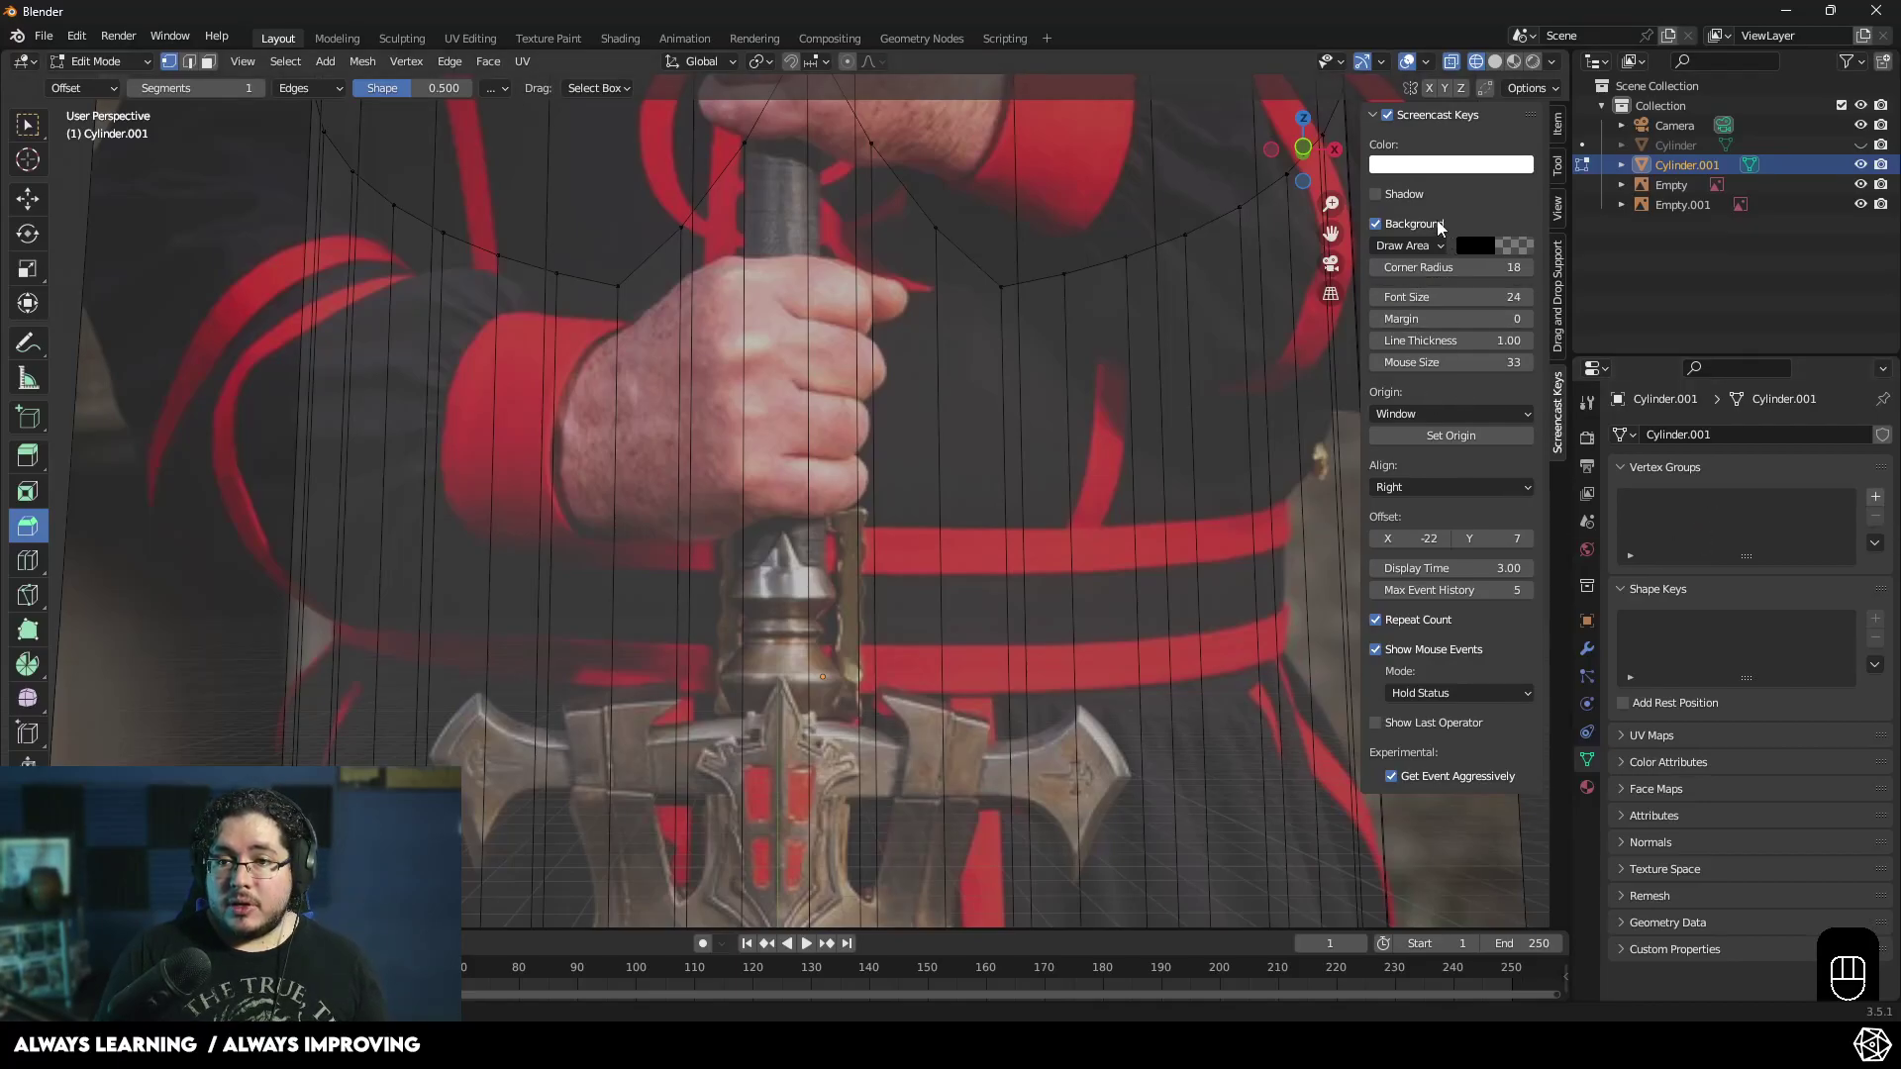
- Collapse the Screencast Keys panel in the sidebar to hide its settings
click(1371, 112)
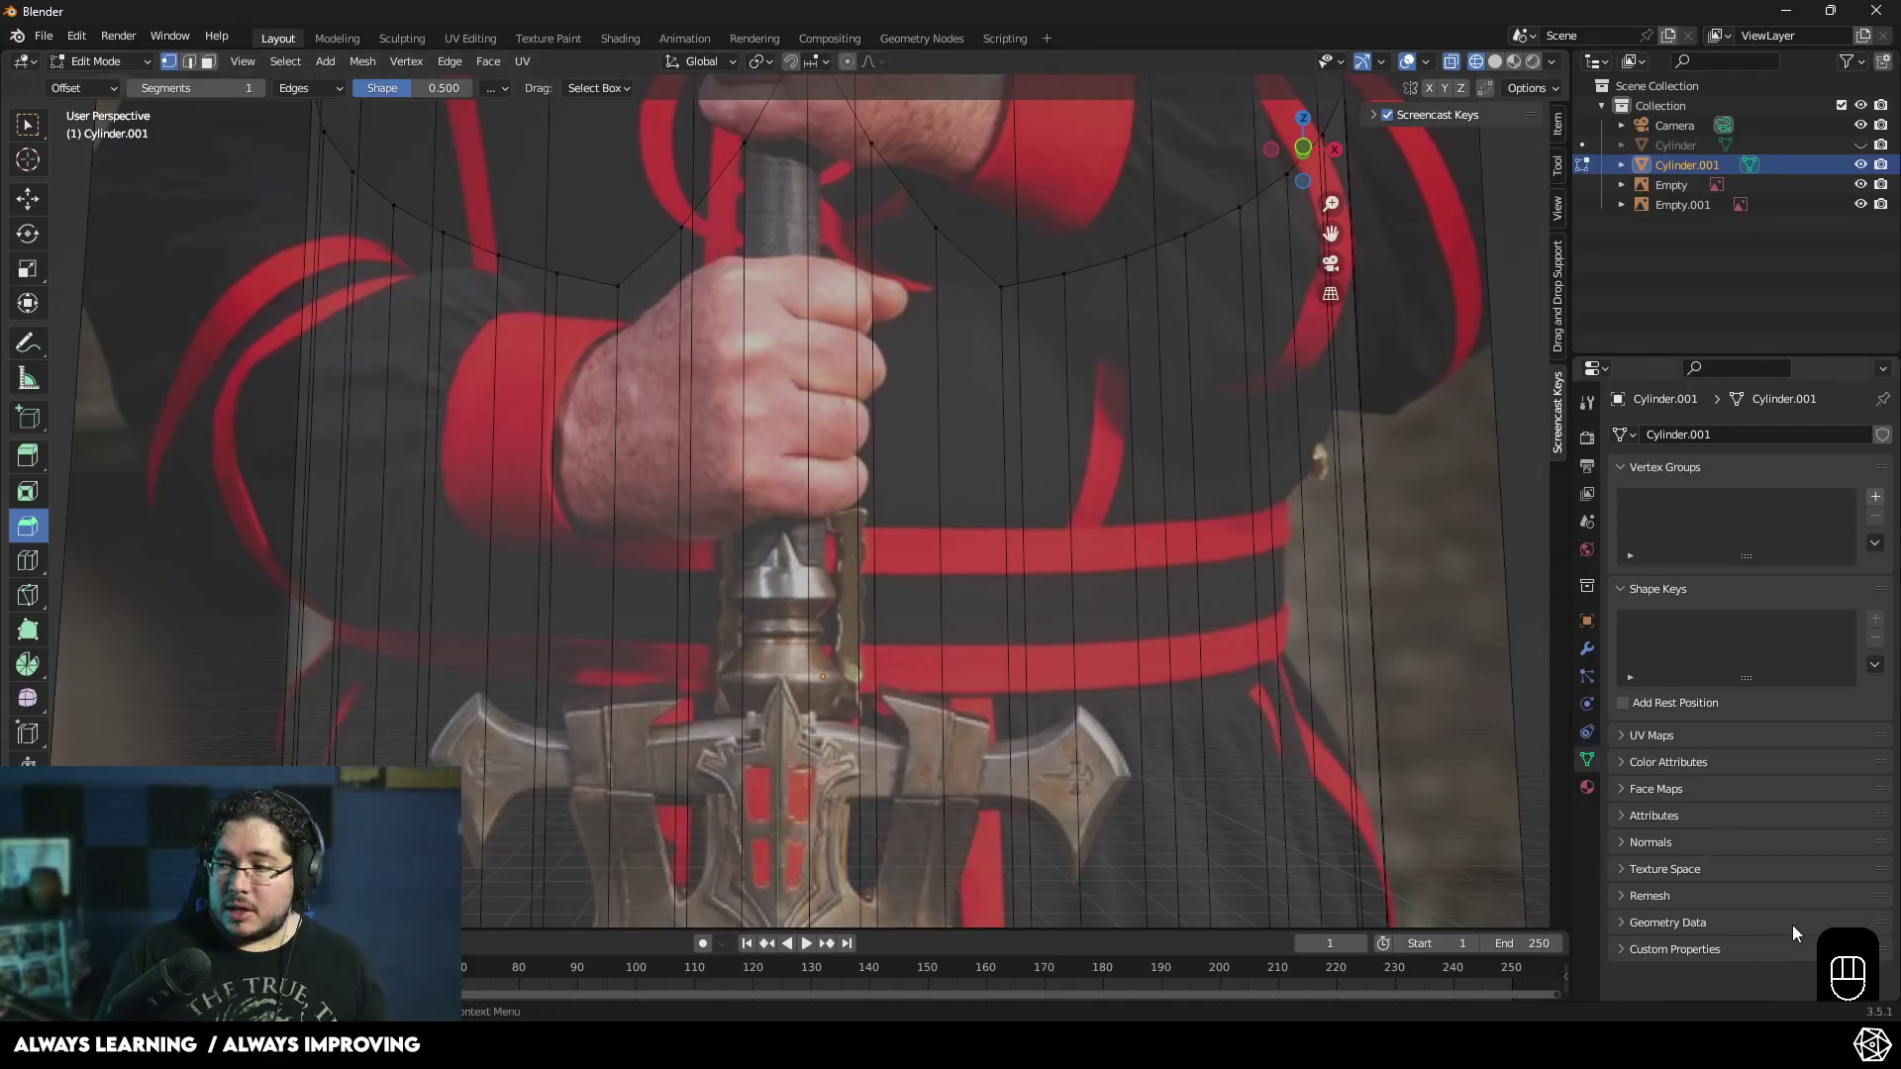
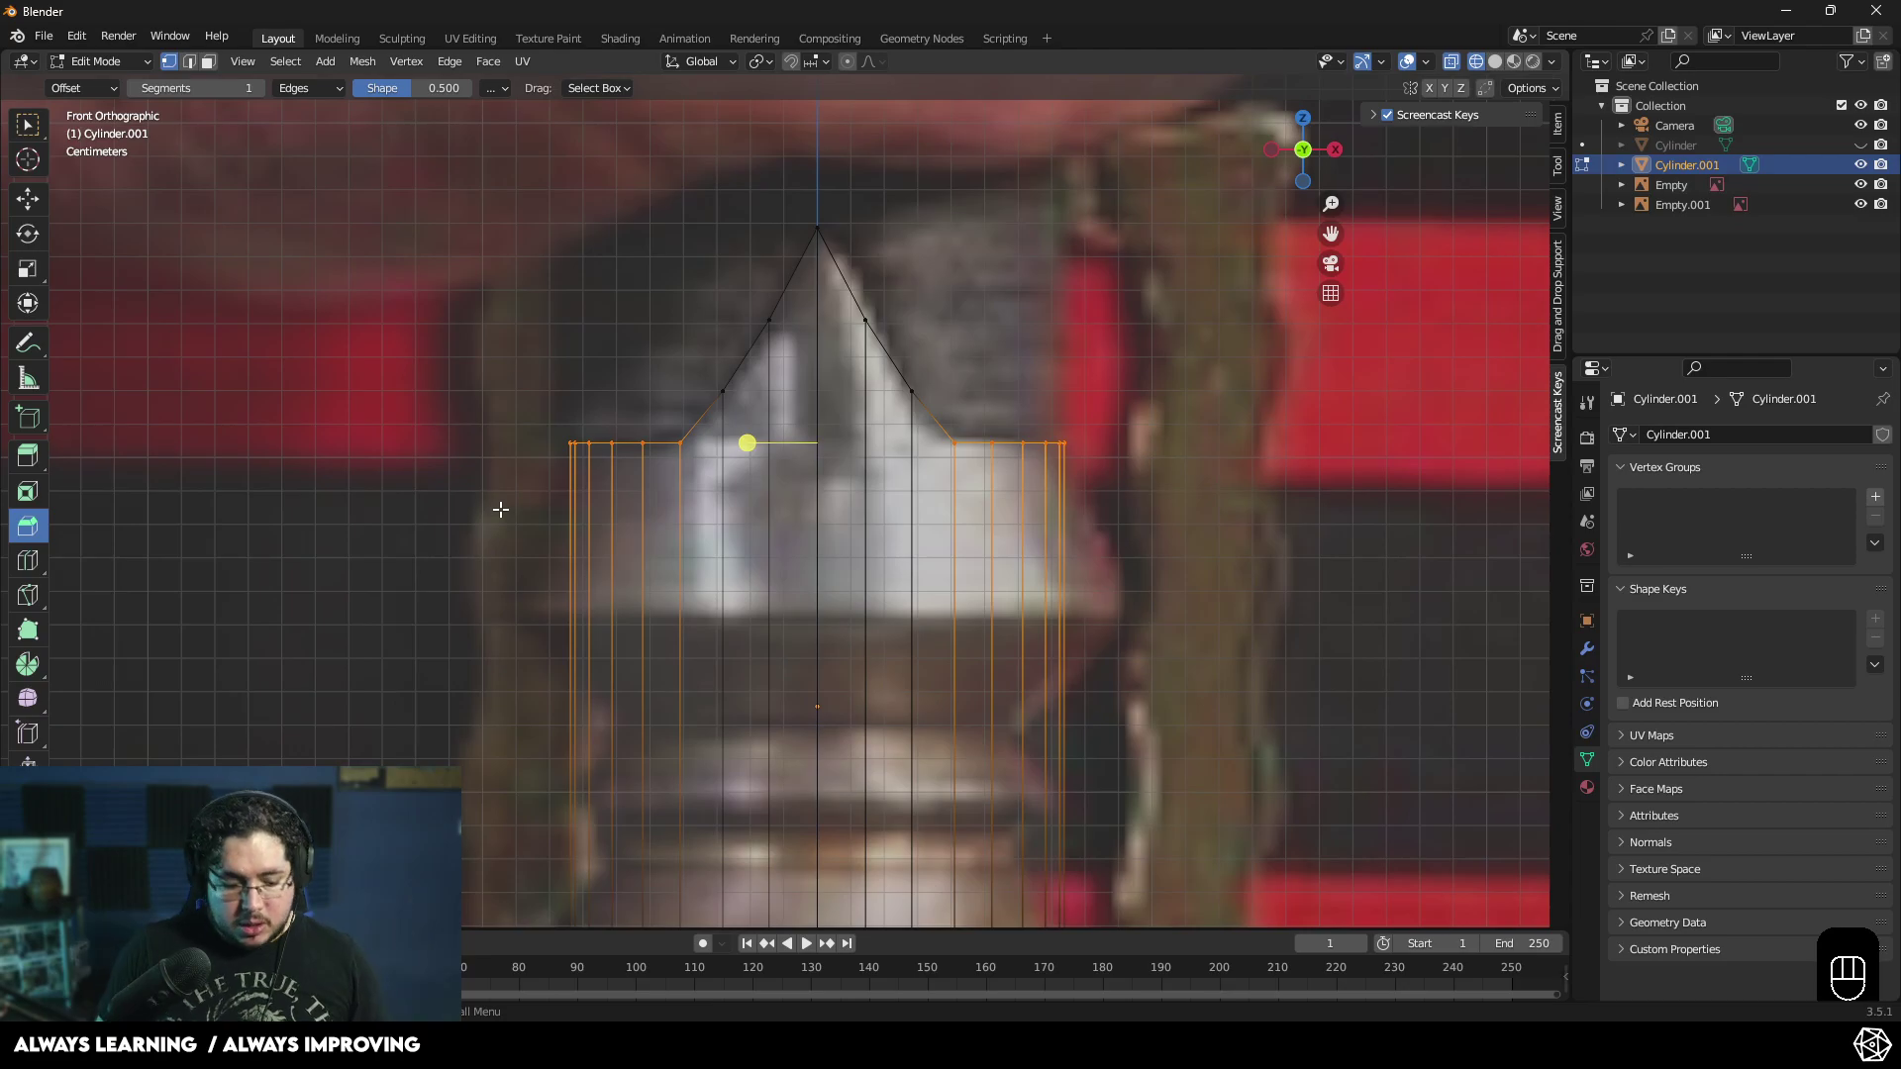
- Extrude the bottom edge ring and flatten it along Z to zero height
key(g)
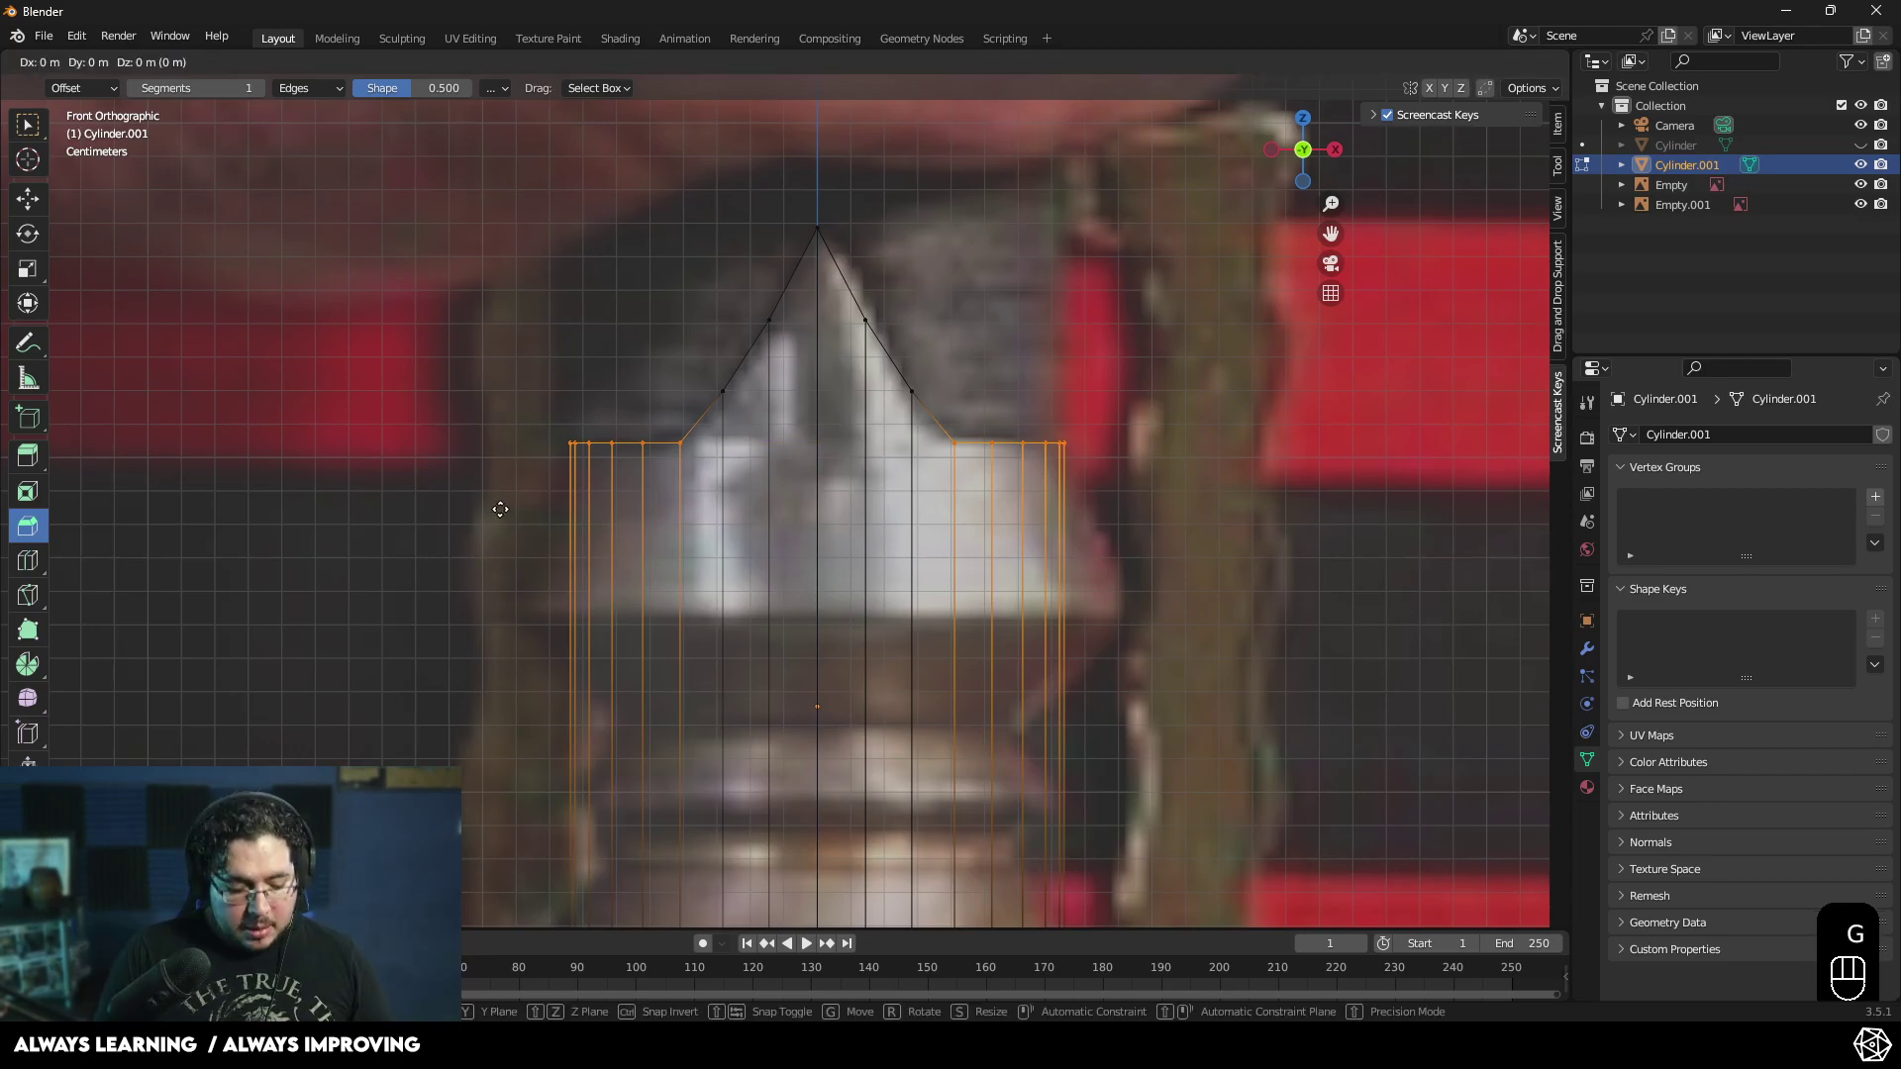
key(s)
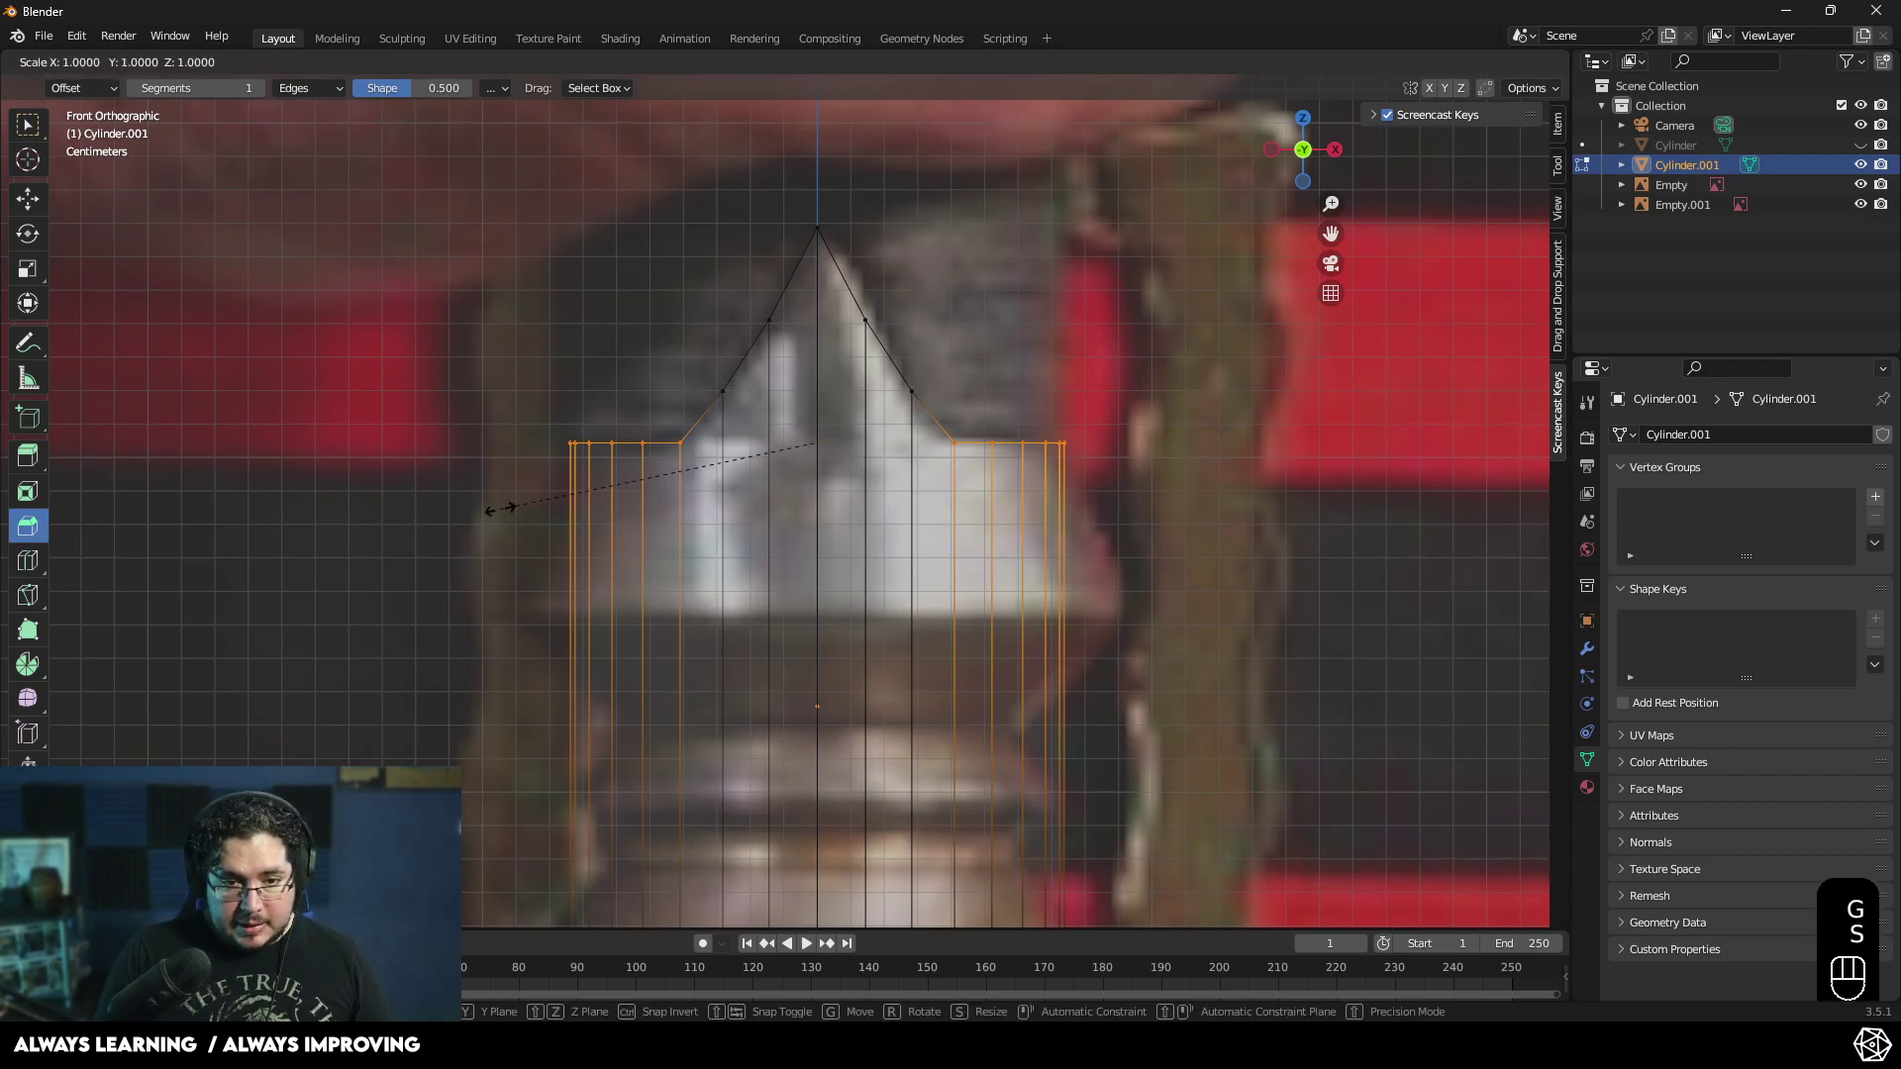
key(z)
key(KP_0)
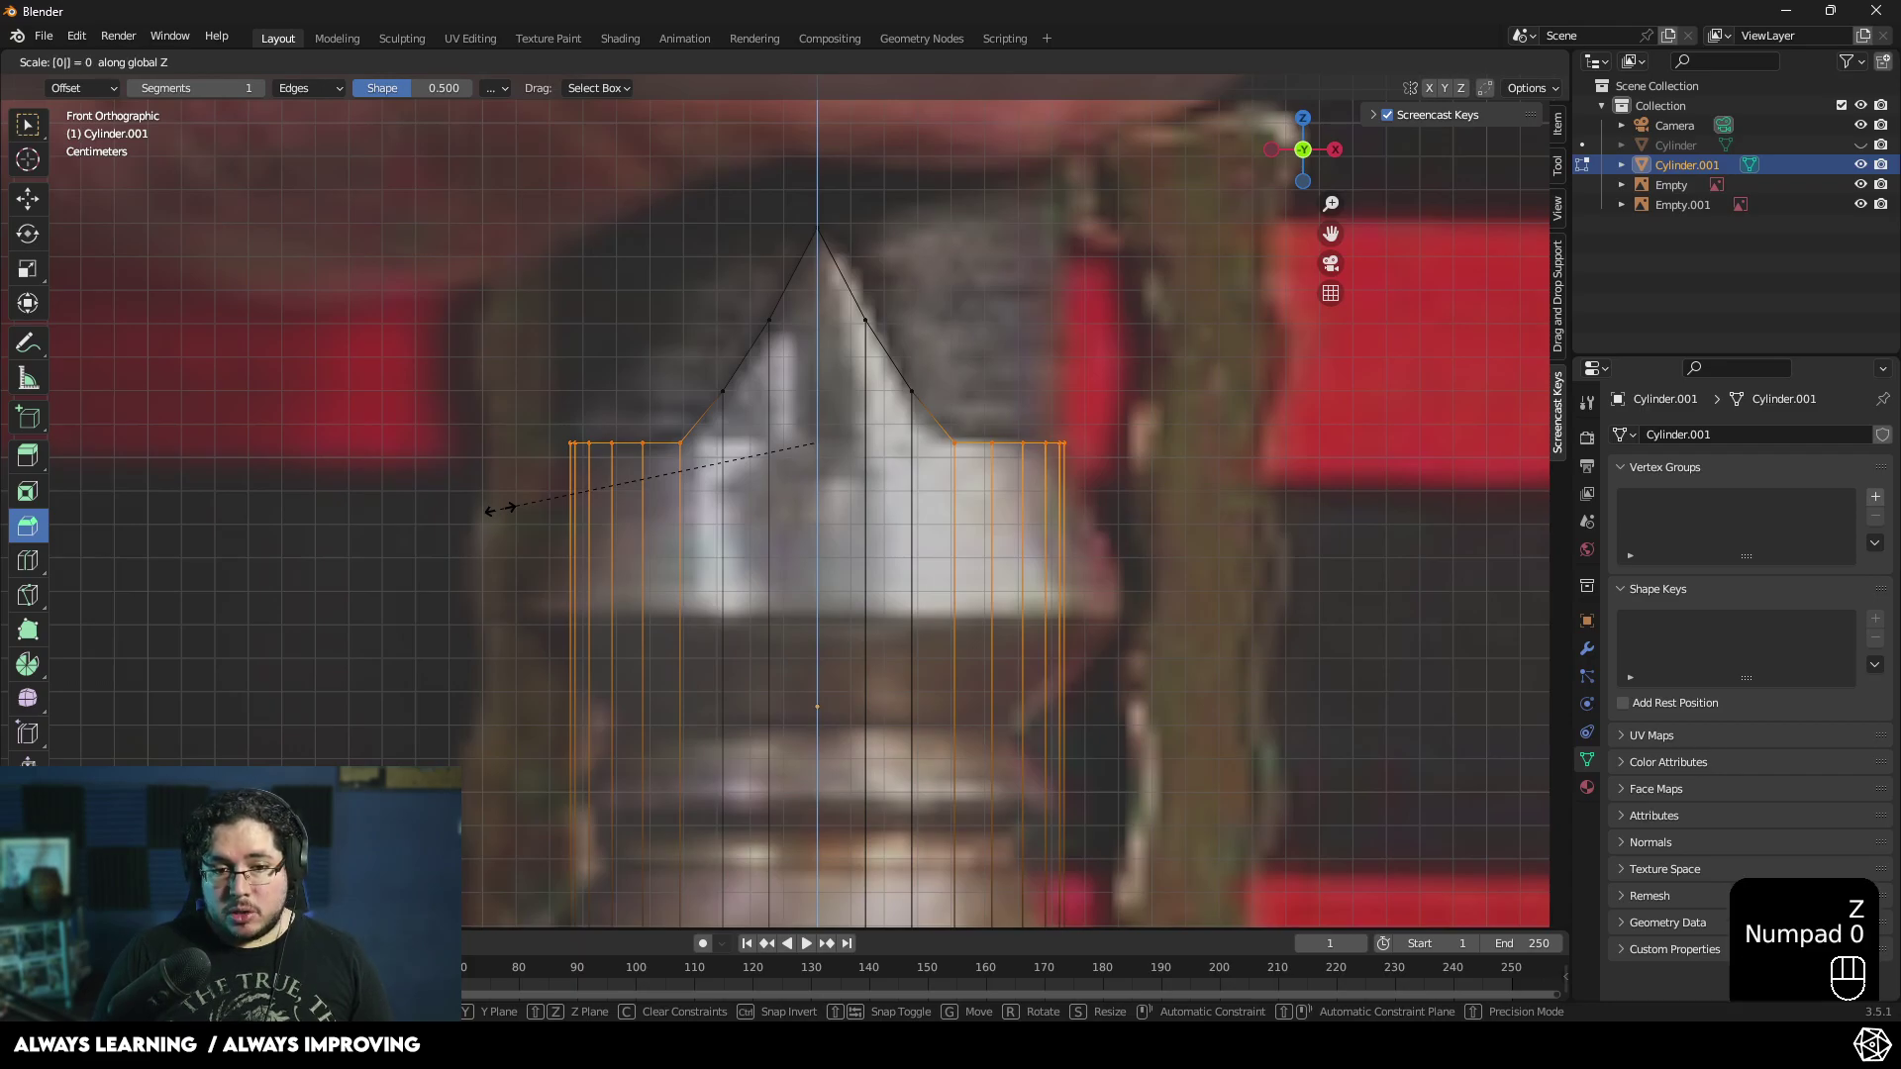
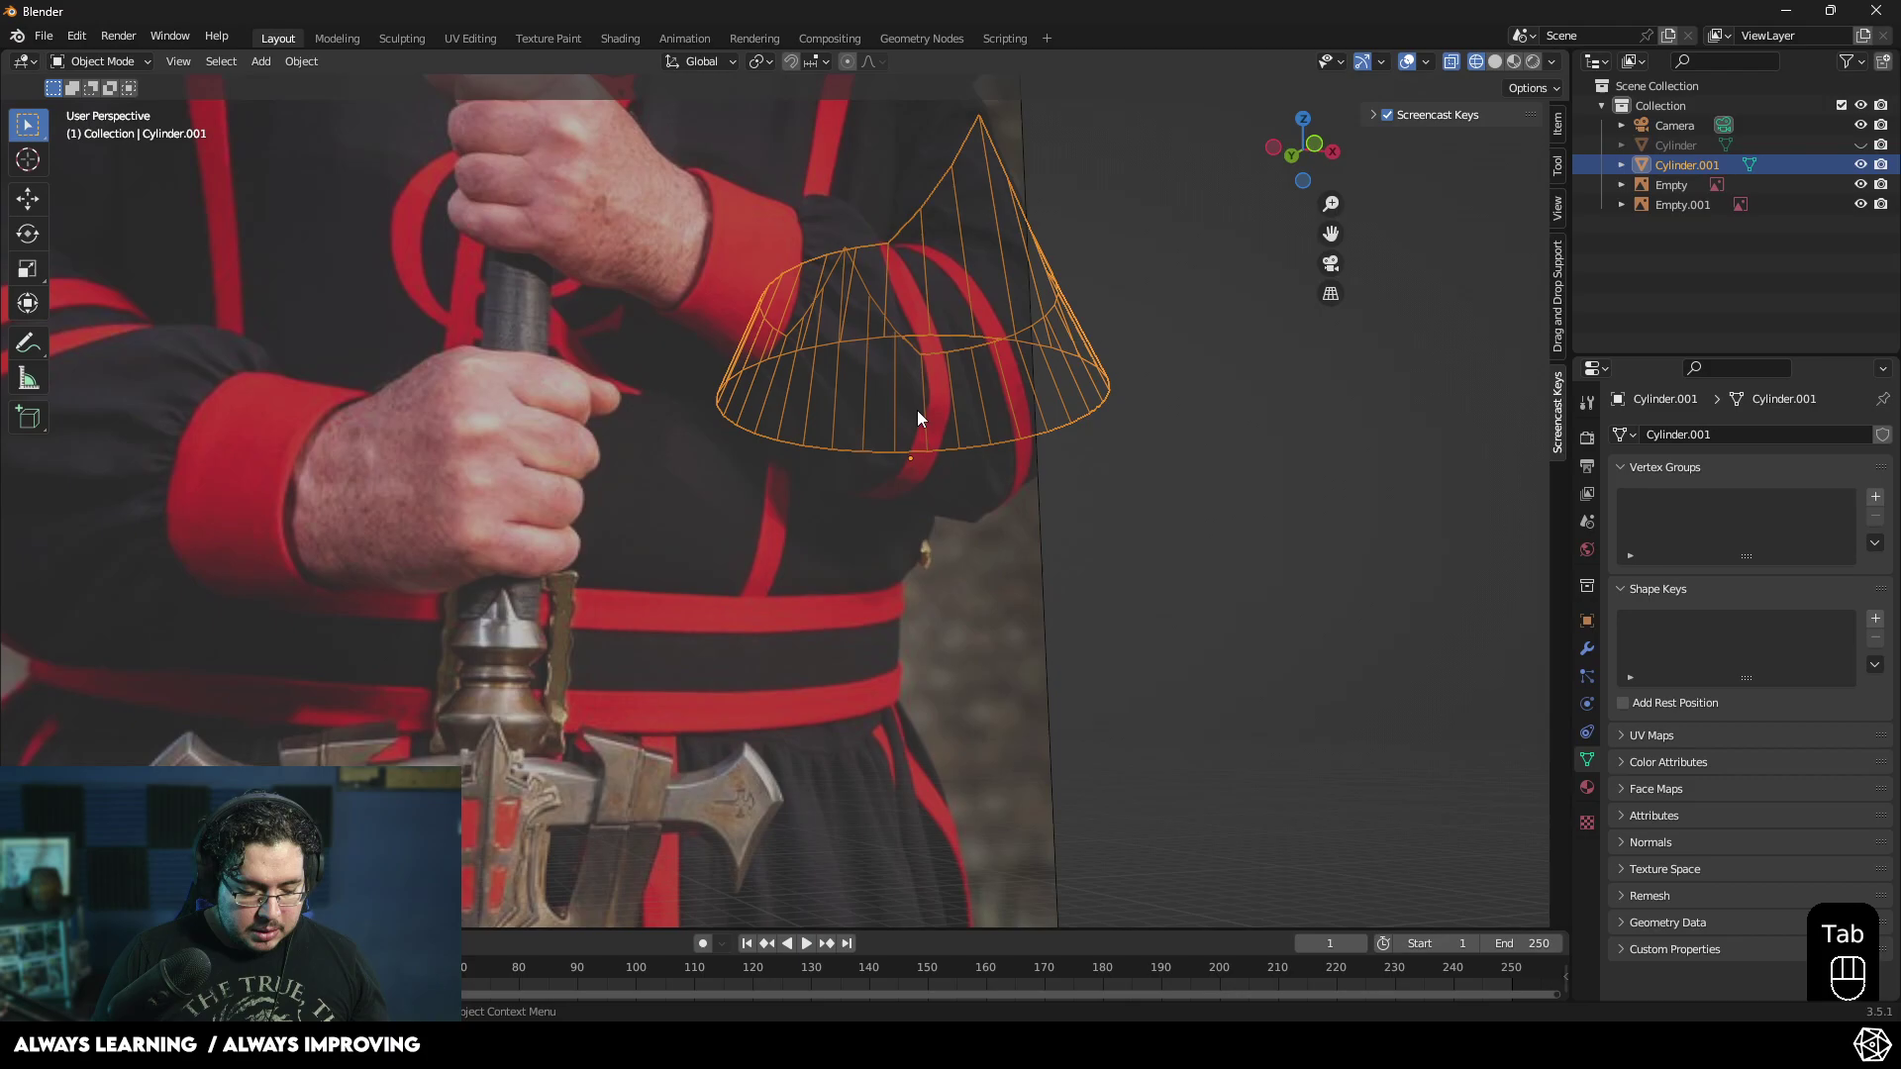
- Enter Edit Mode on the cone, select the bottom edge ring and view it from the front
key(Tab)
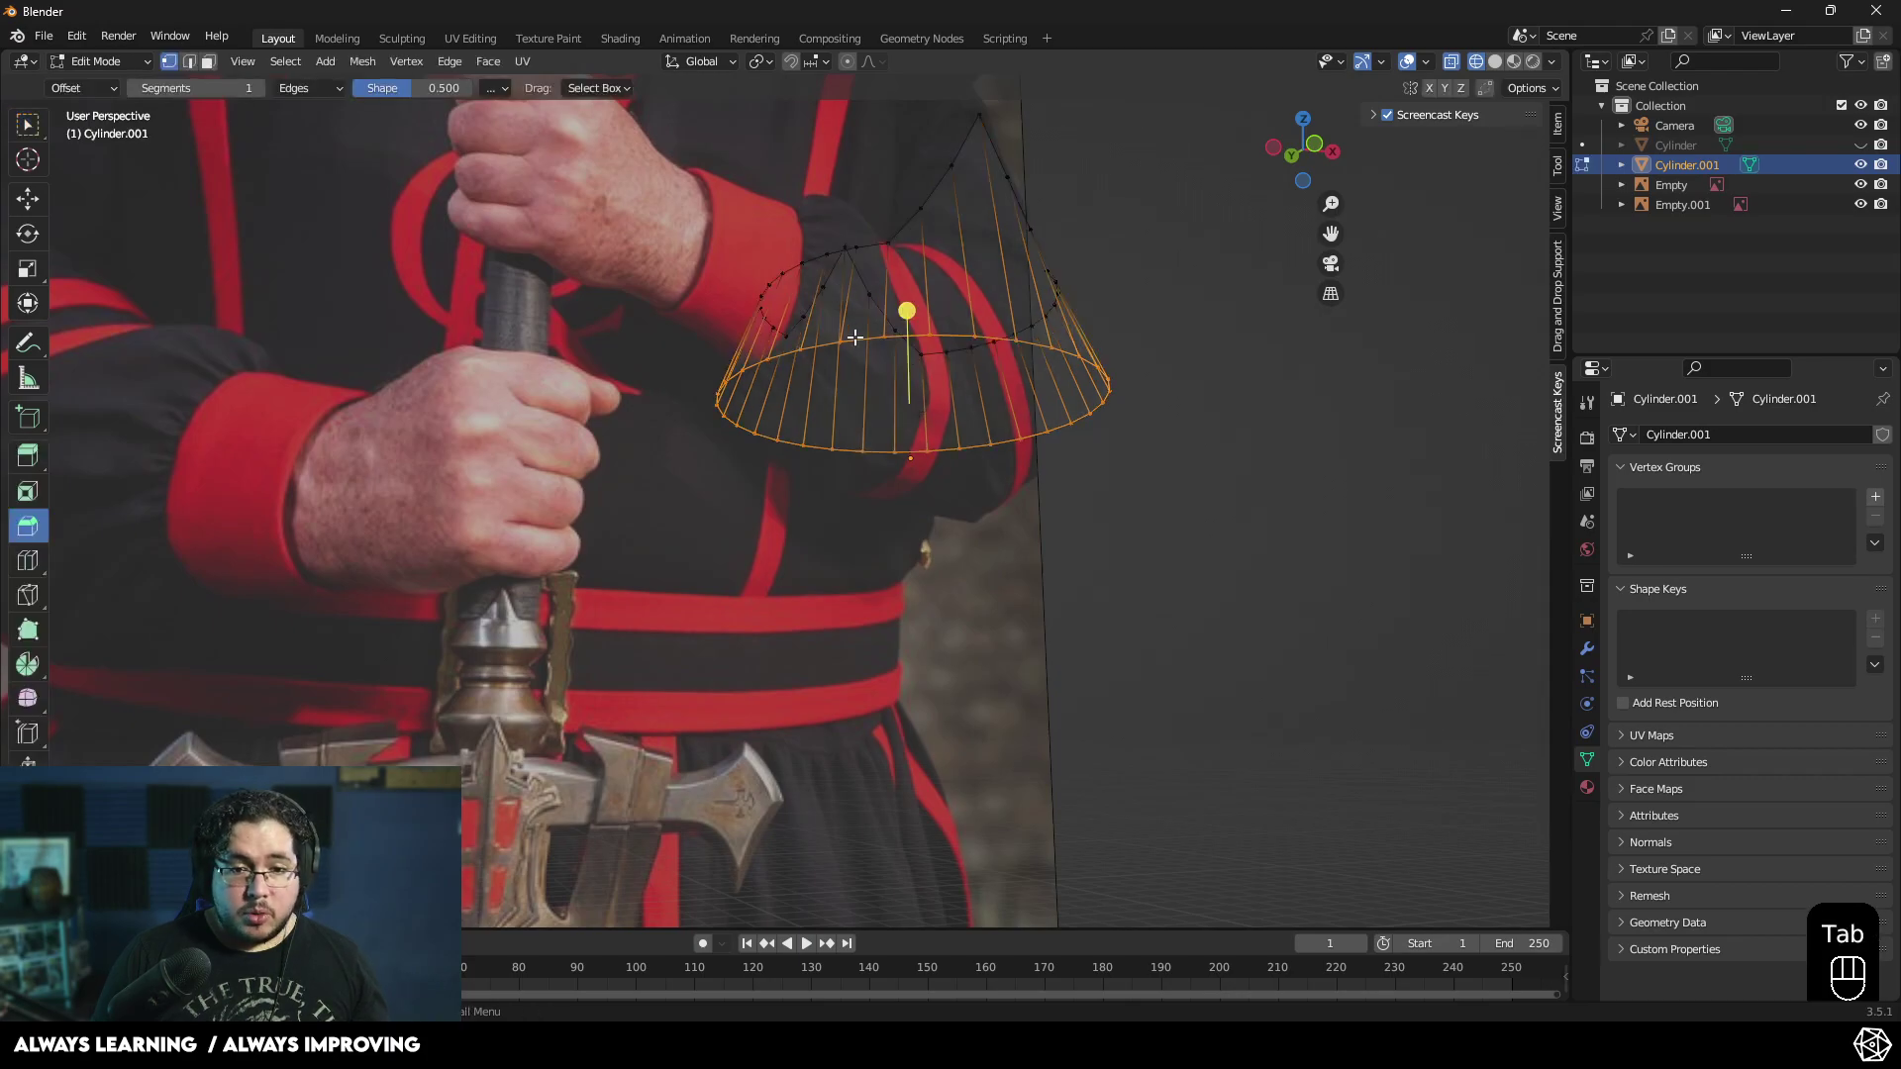
key(2)
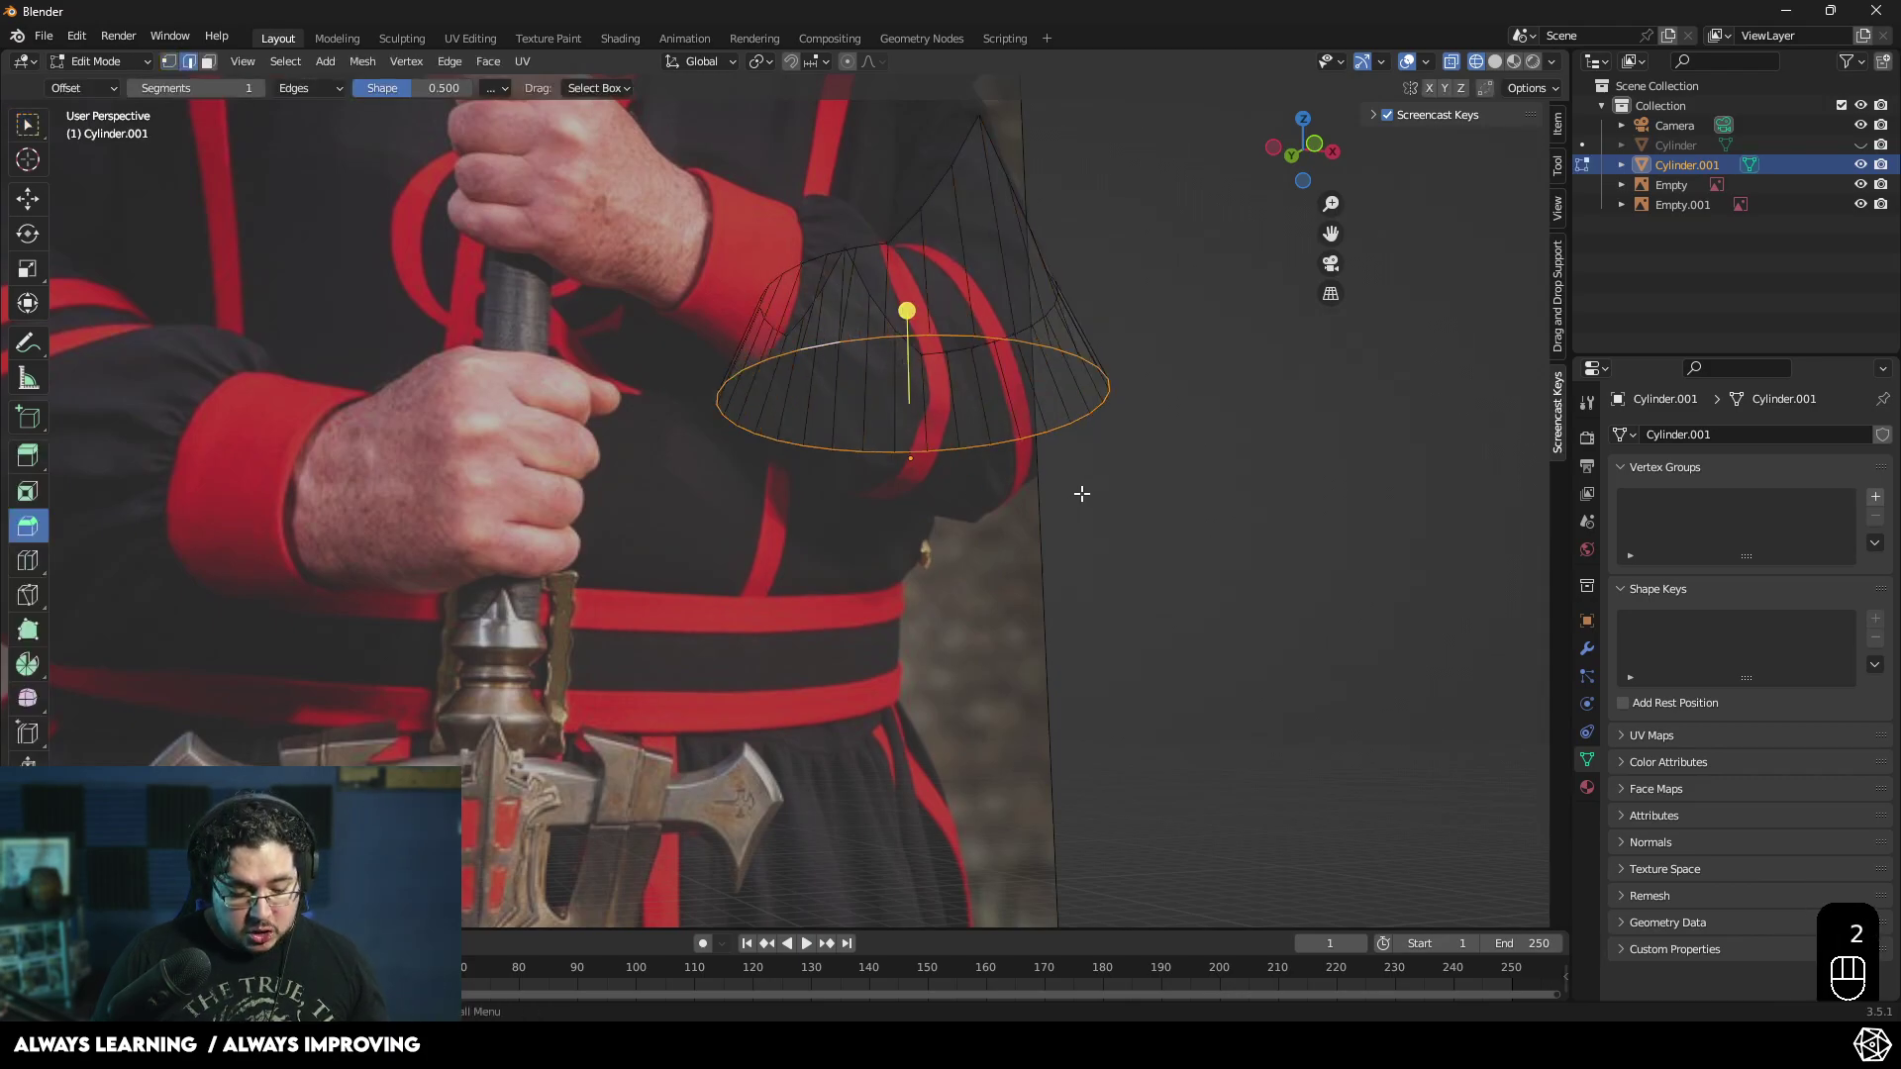
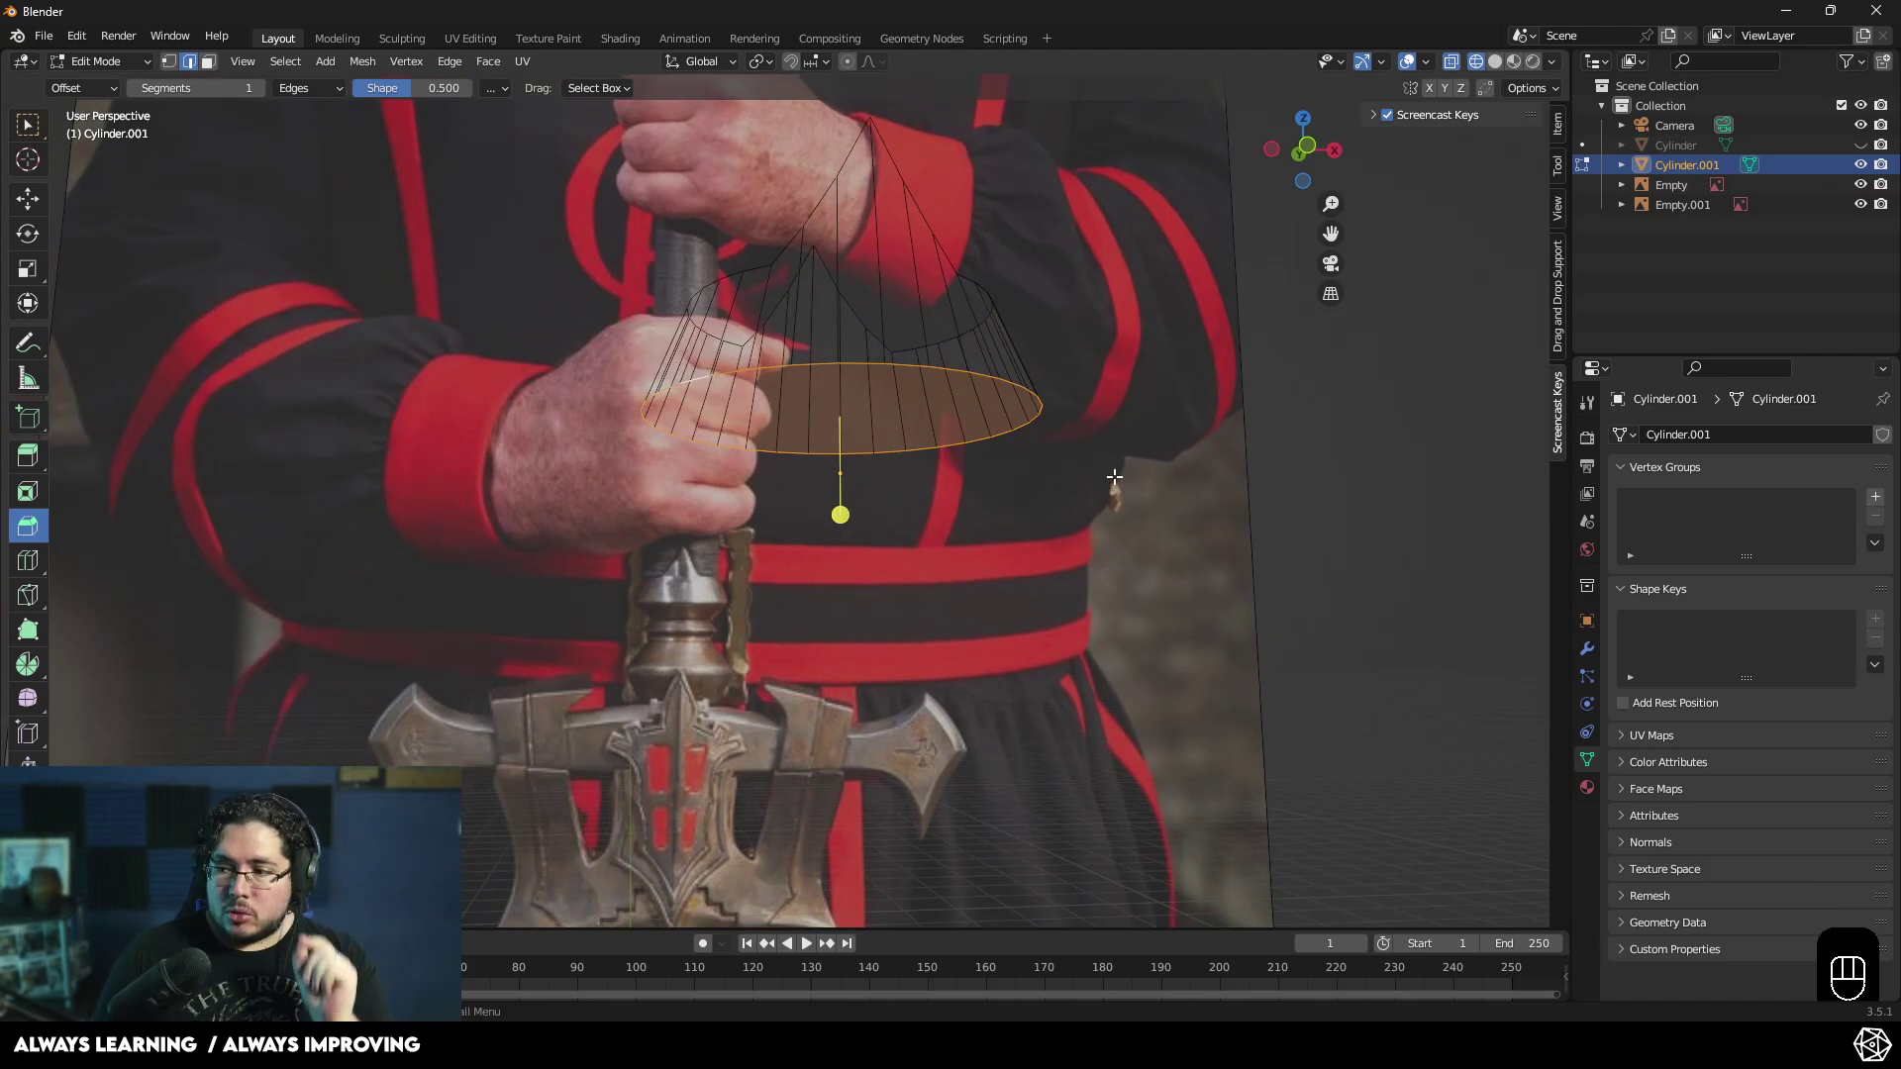
key(KP_1)
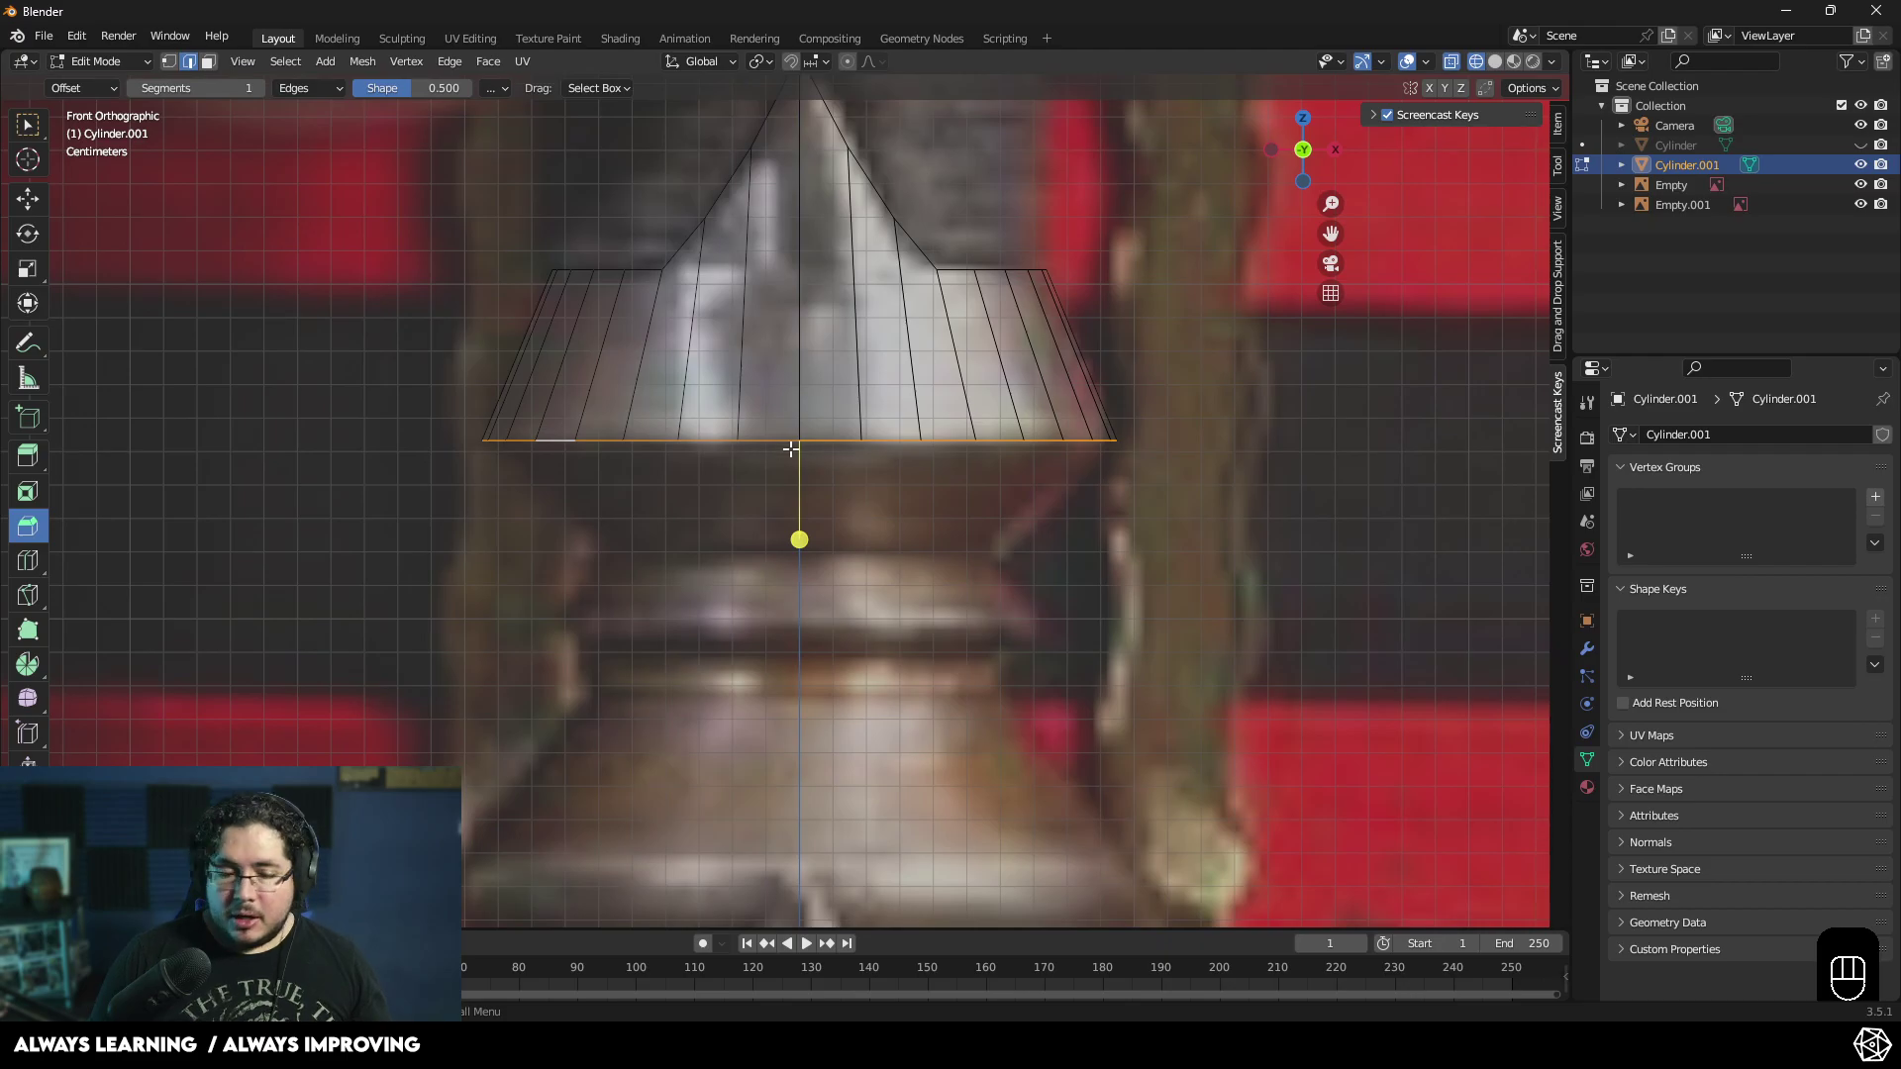
- Extrude three rings downward, scaling each in or out to trace the guard's profile
key(e)
click(810, 553)
key(s)
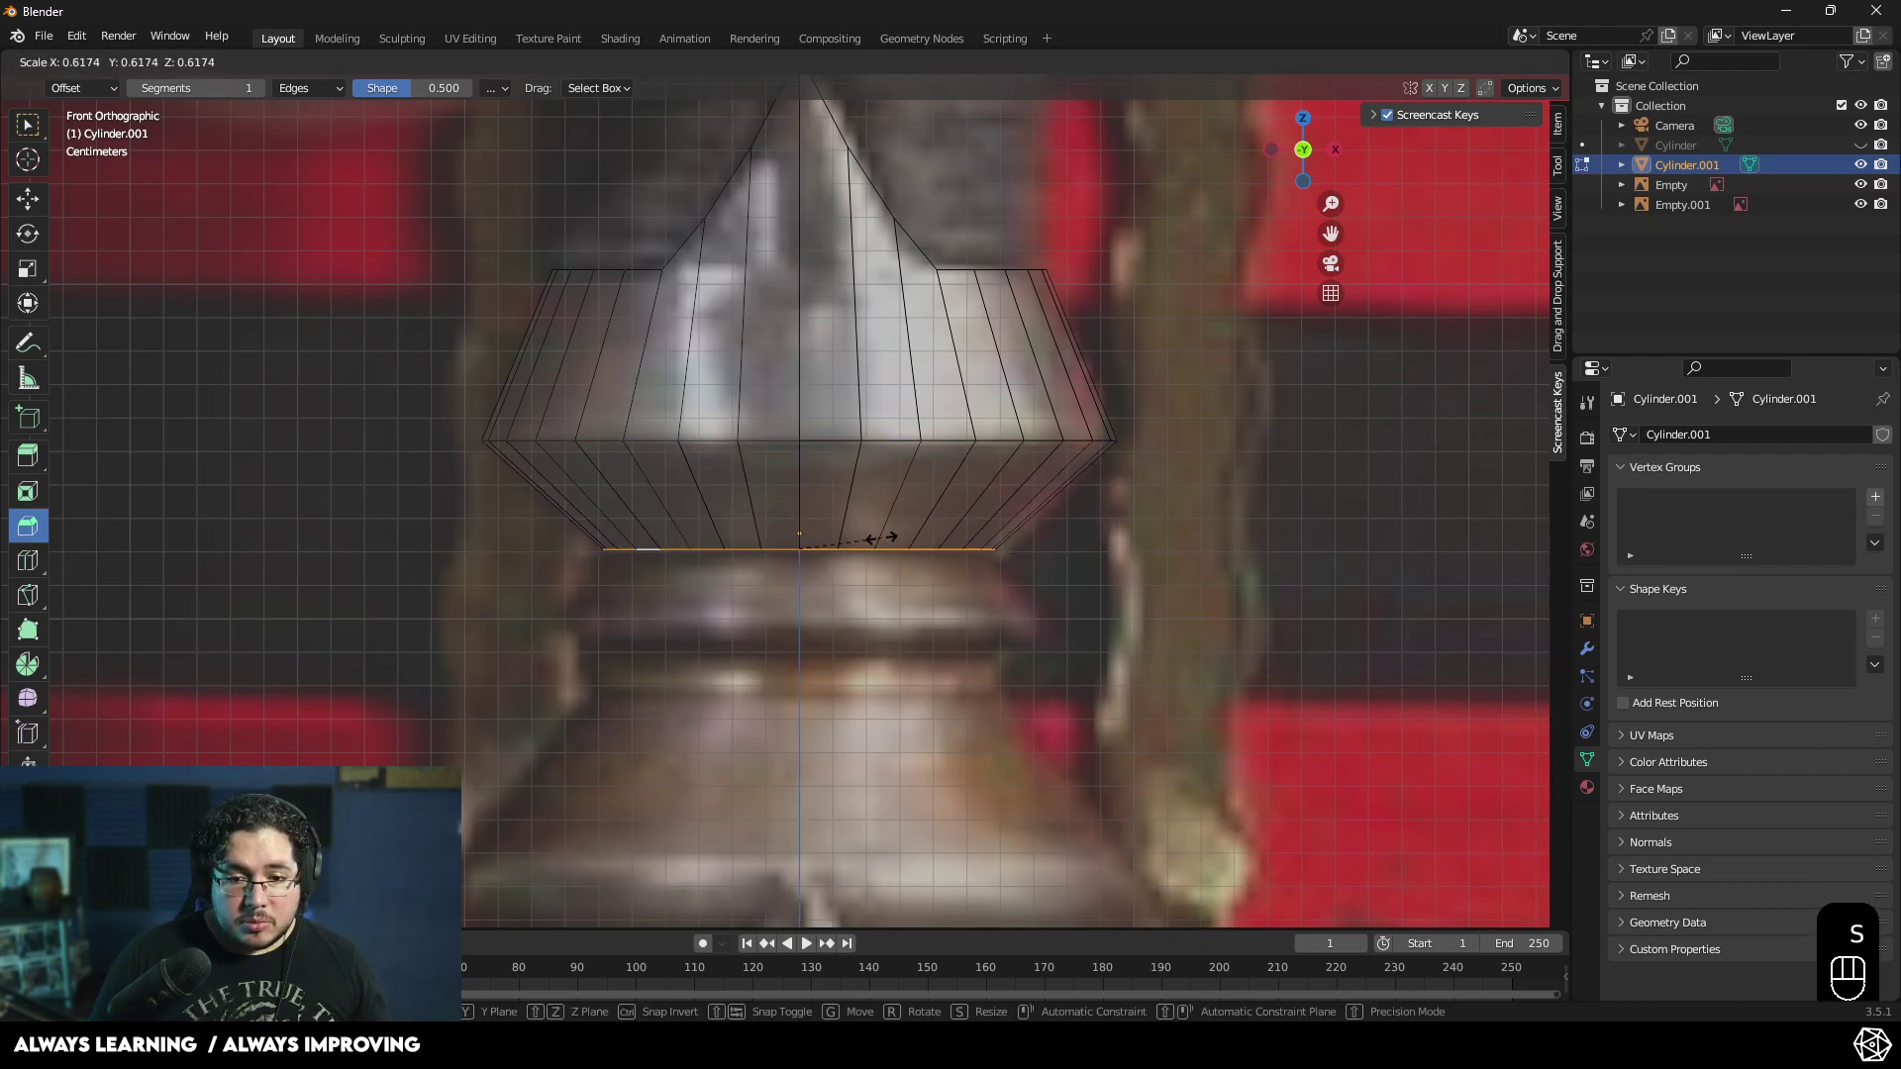
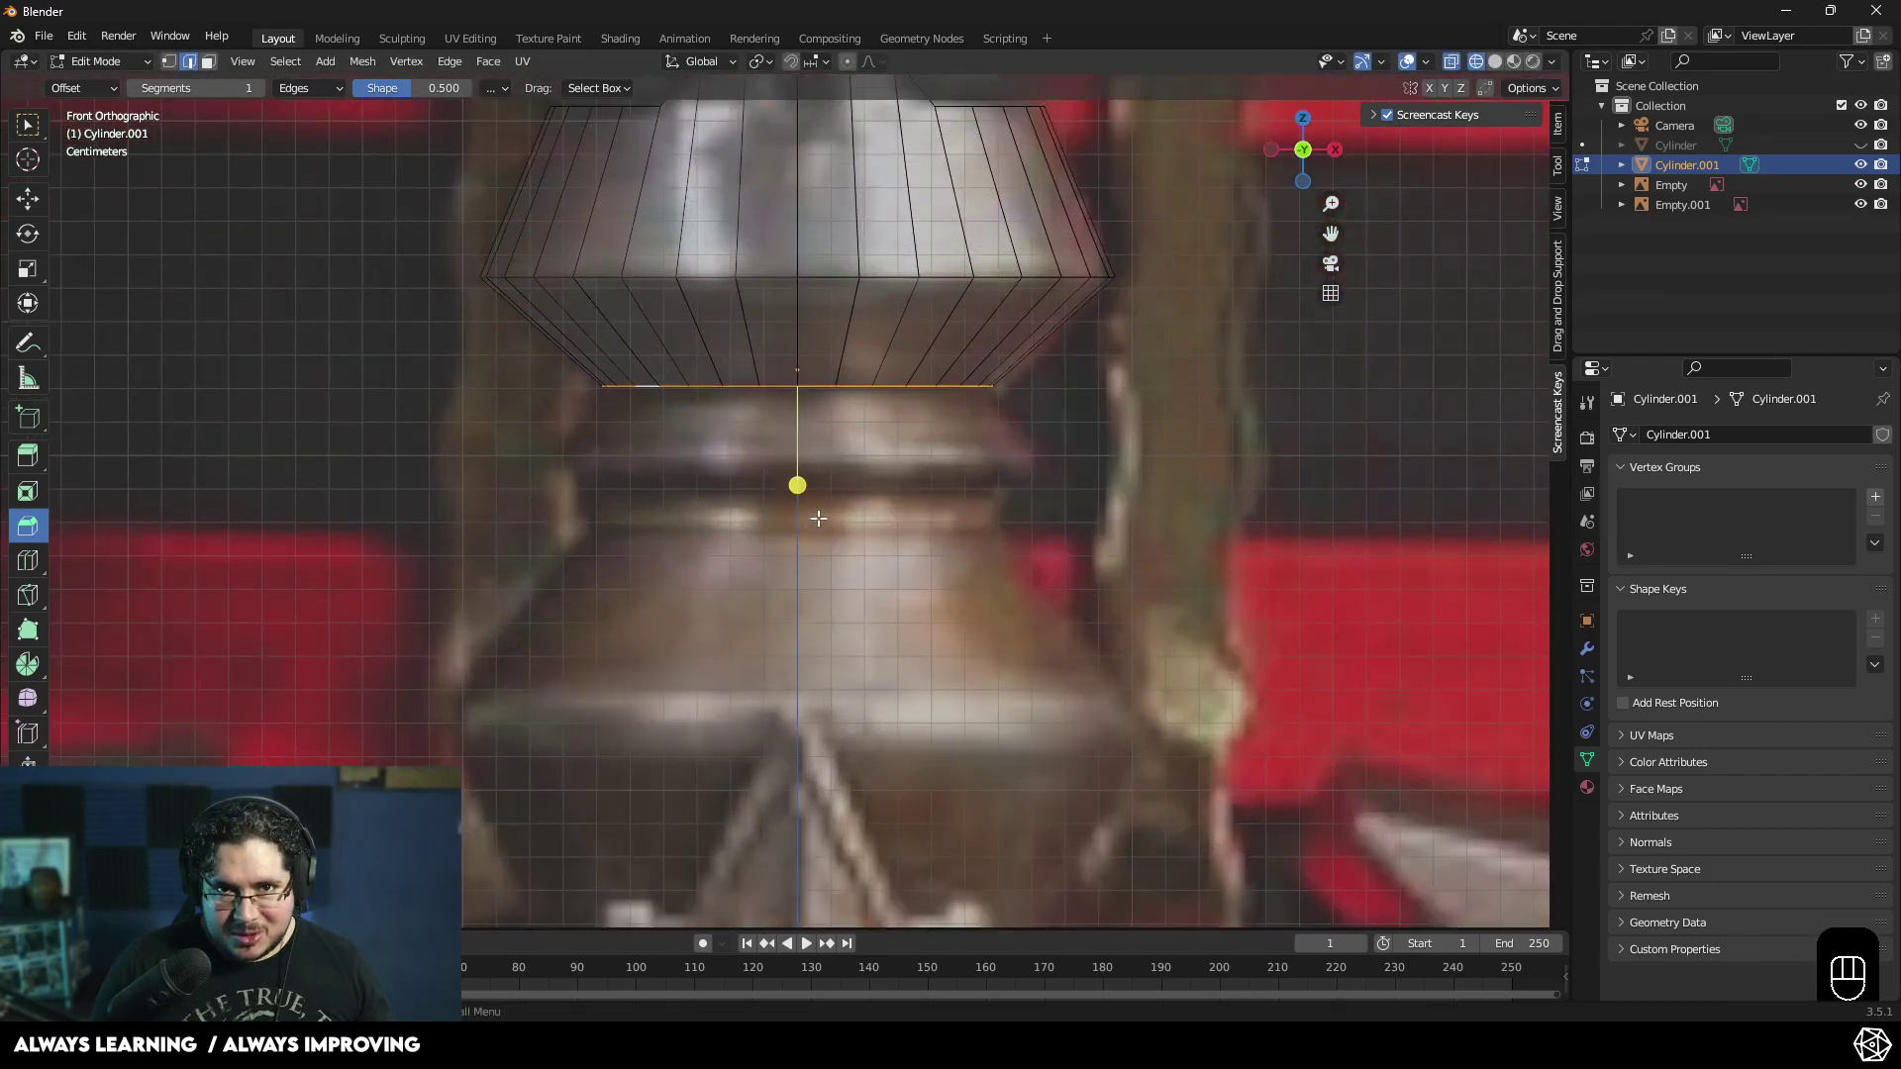
key(e)
click(826, 589)
key(s)
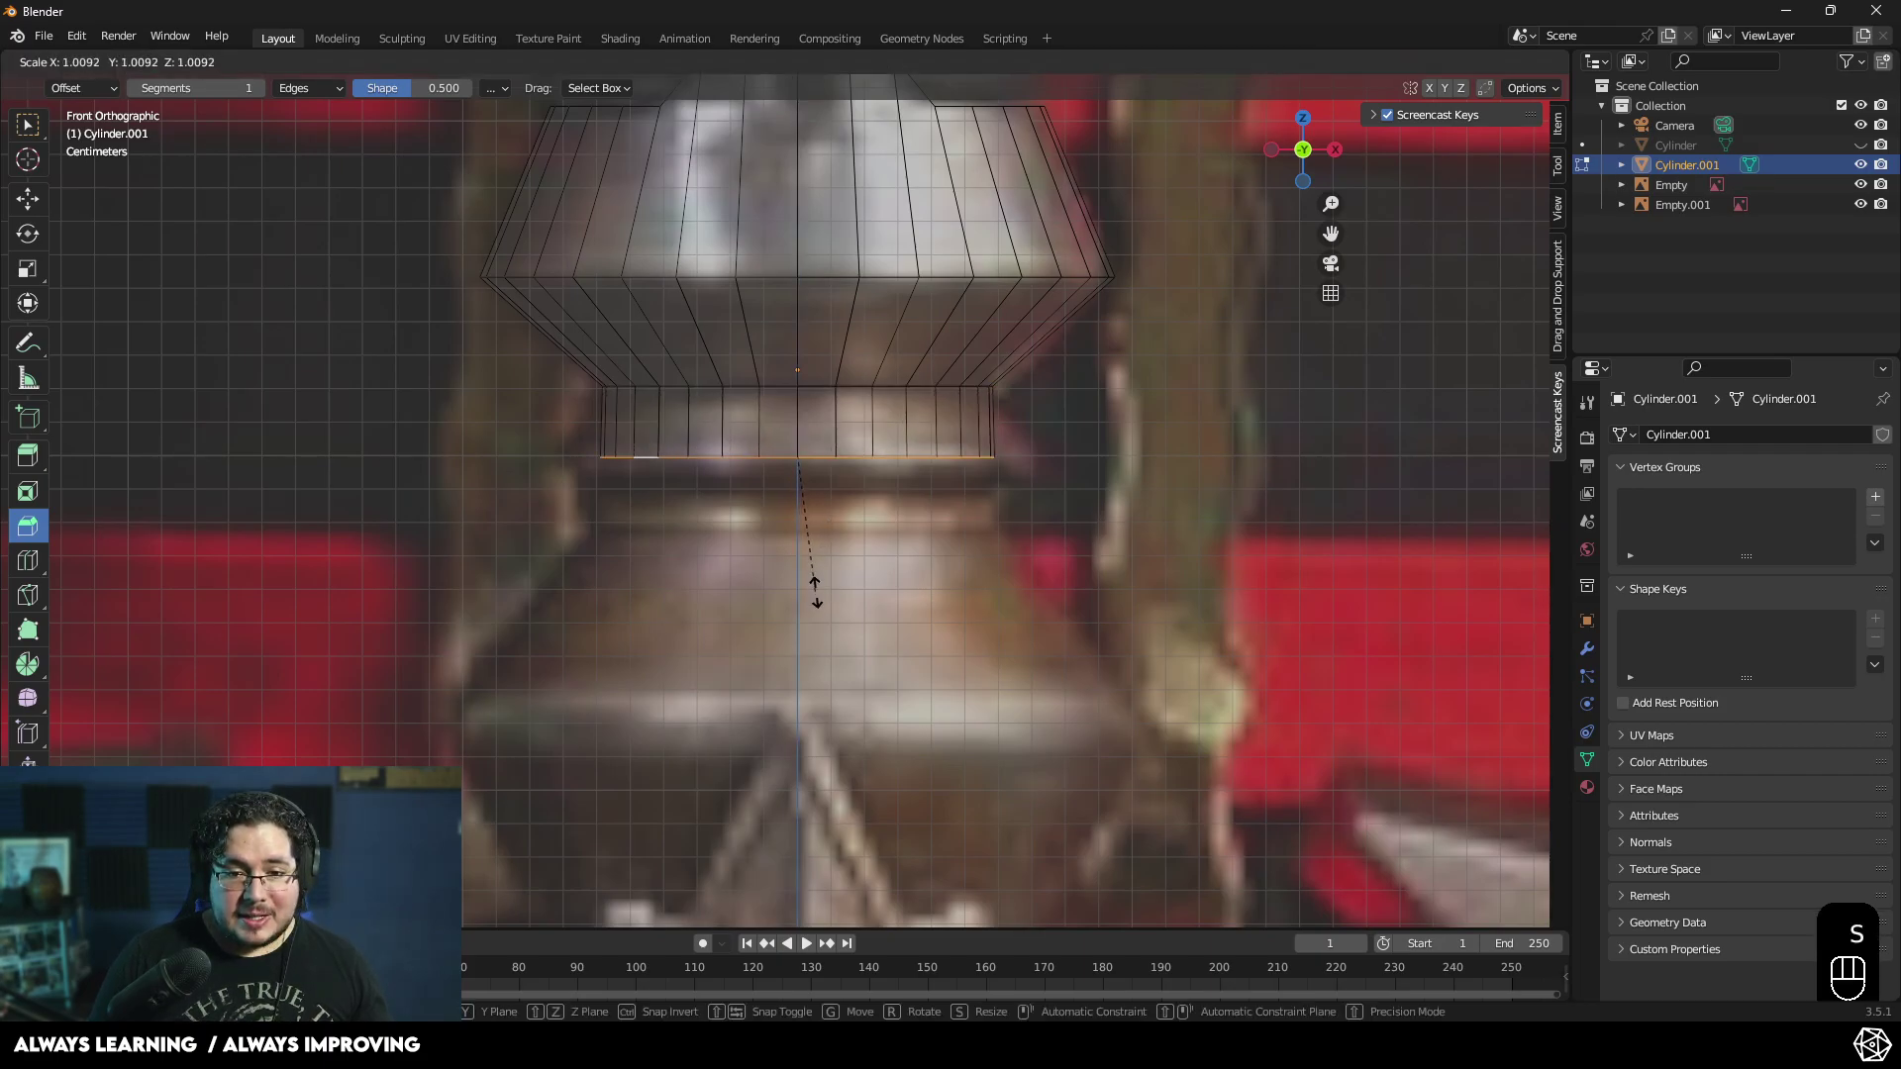
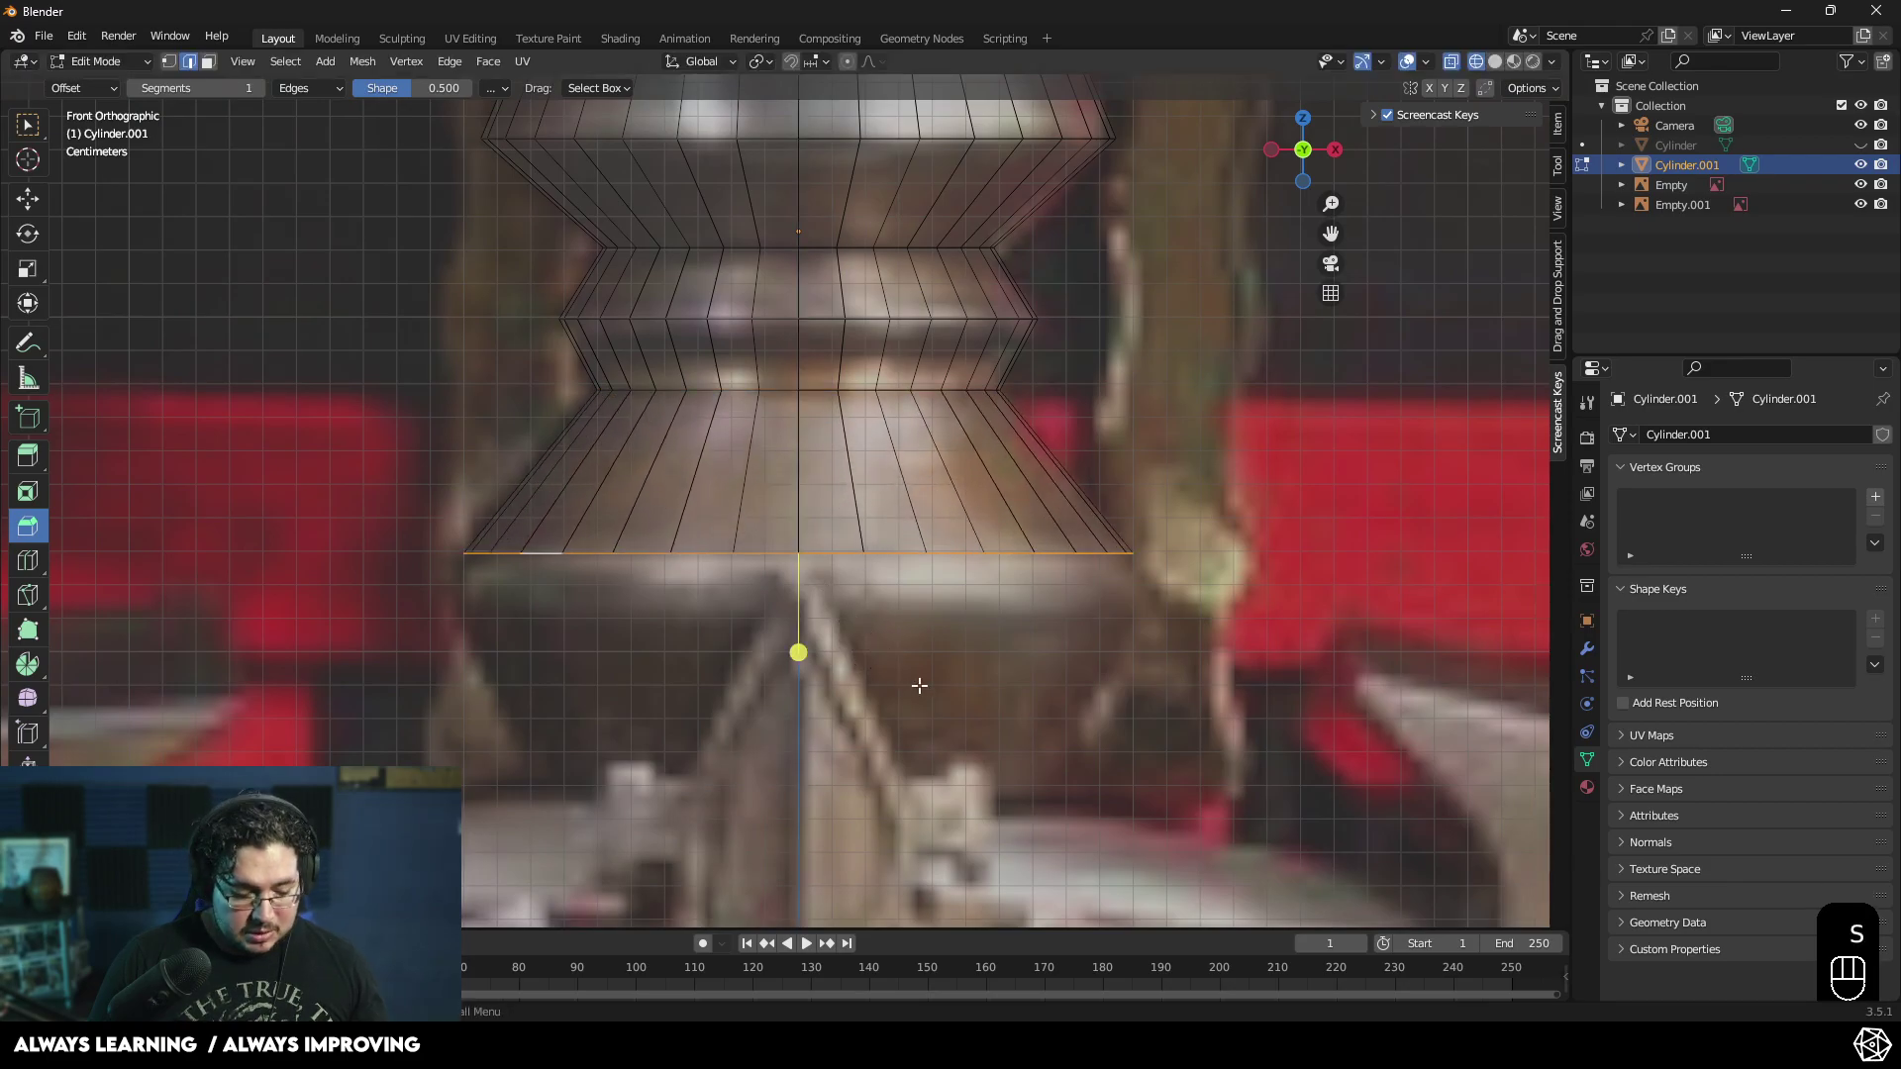
key(e)
key(s)
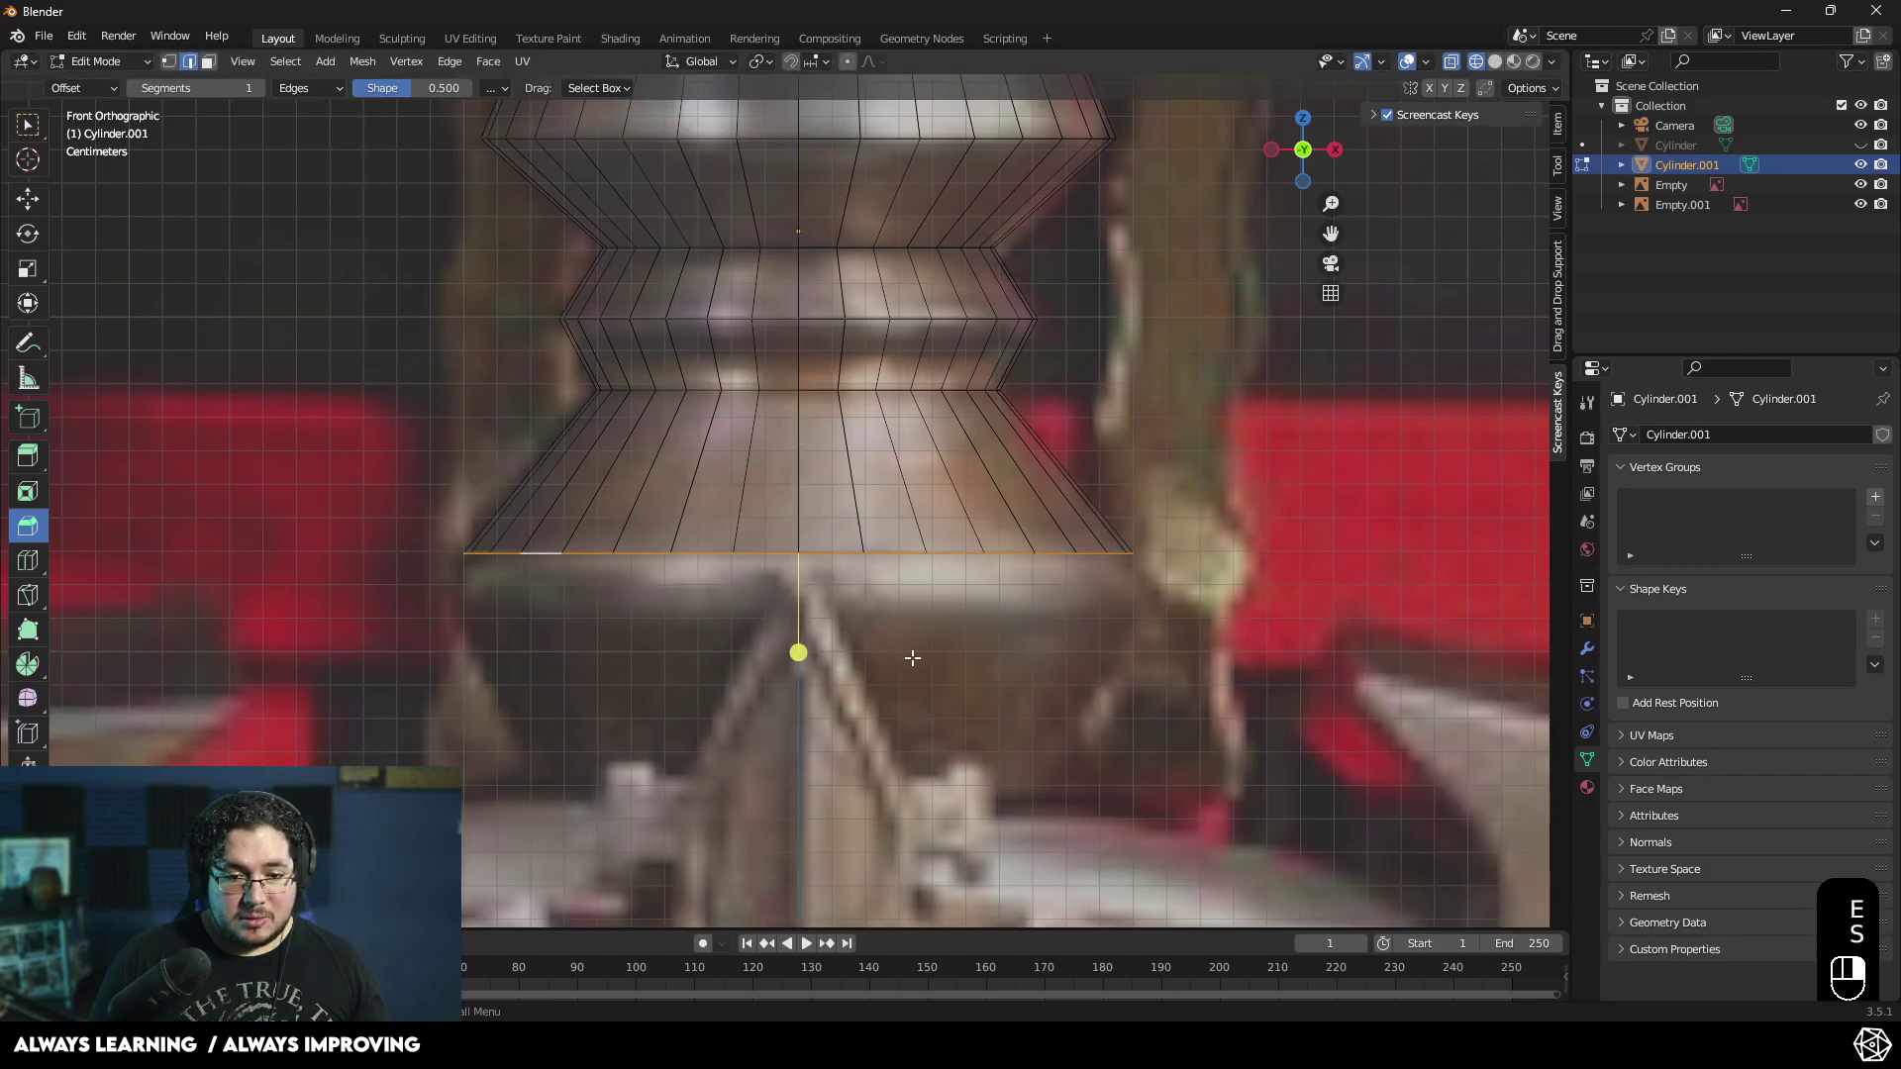
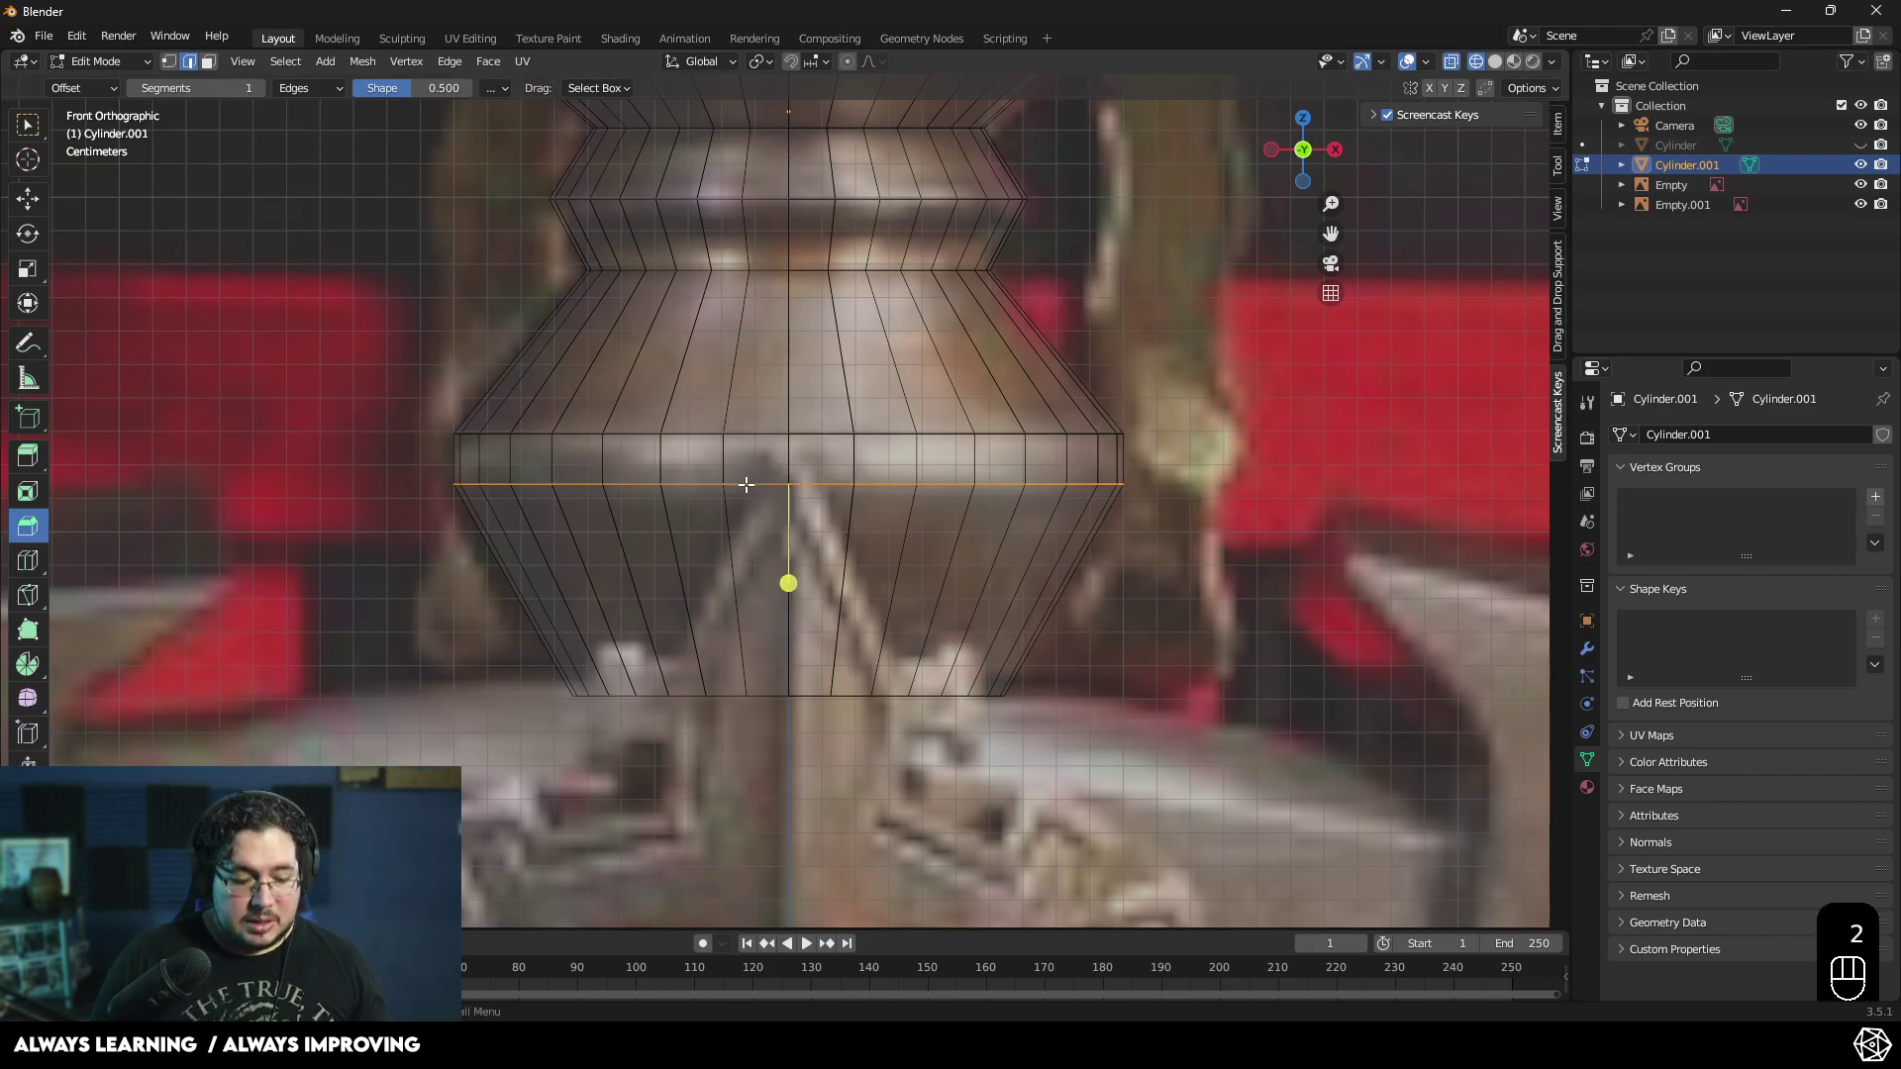
- Edge-slide the lowest edge ring downward along the mesh surface
key(w)
key(g)
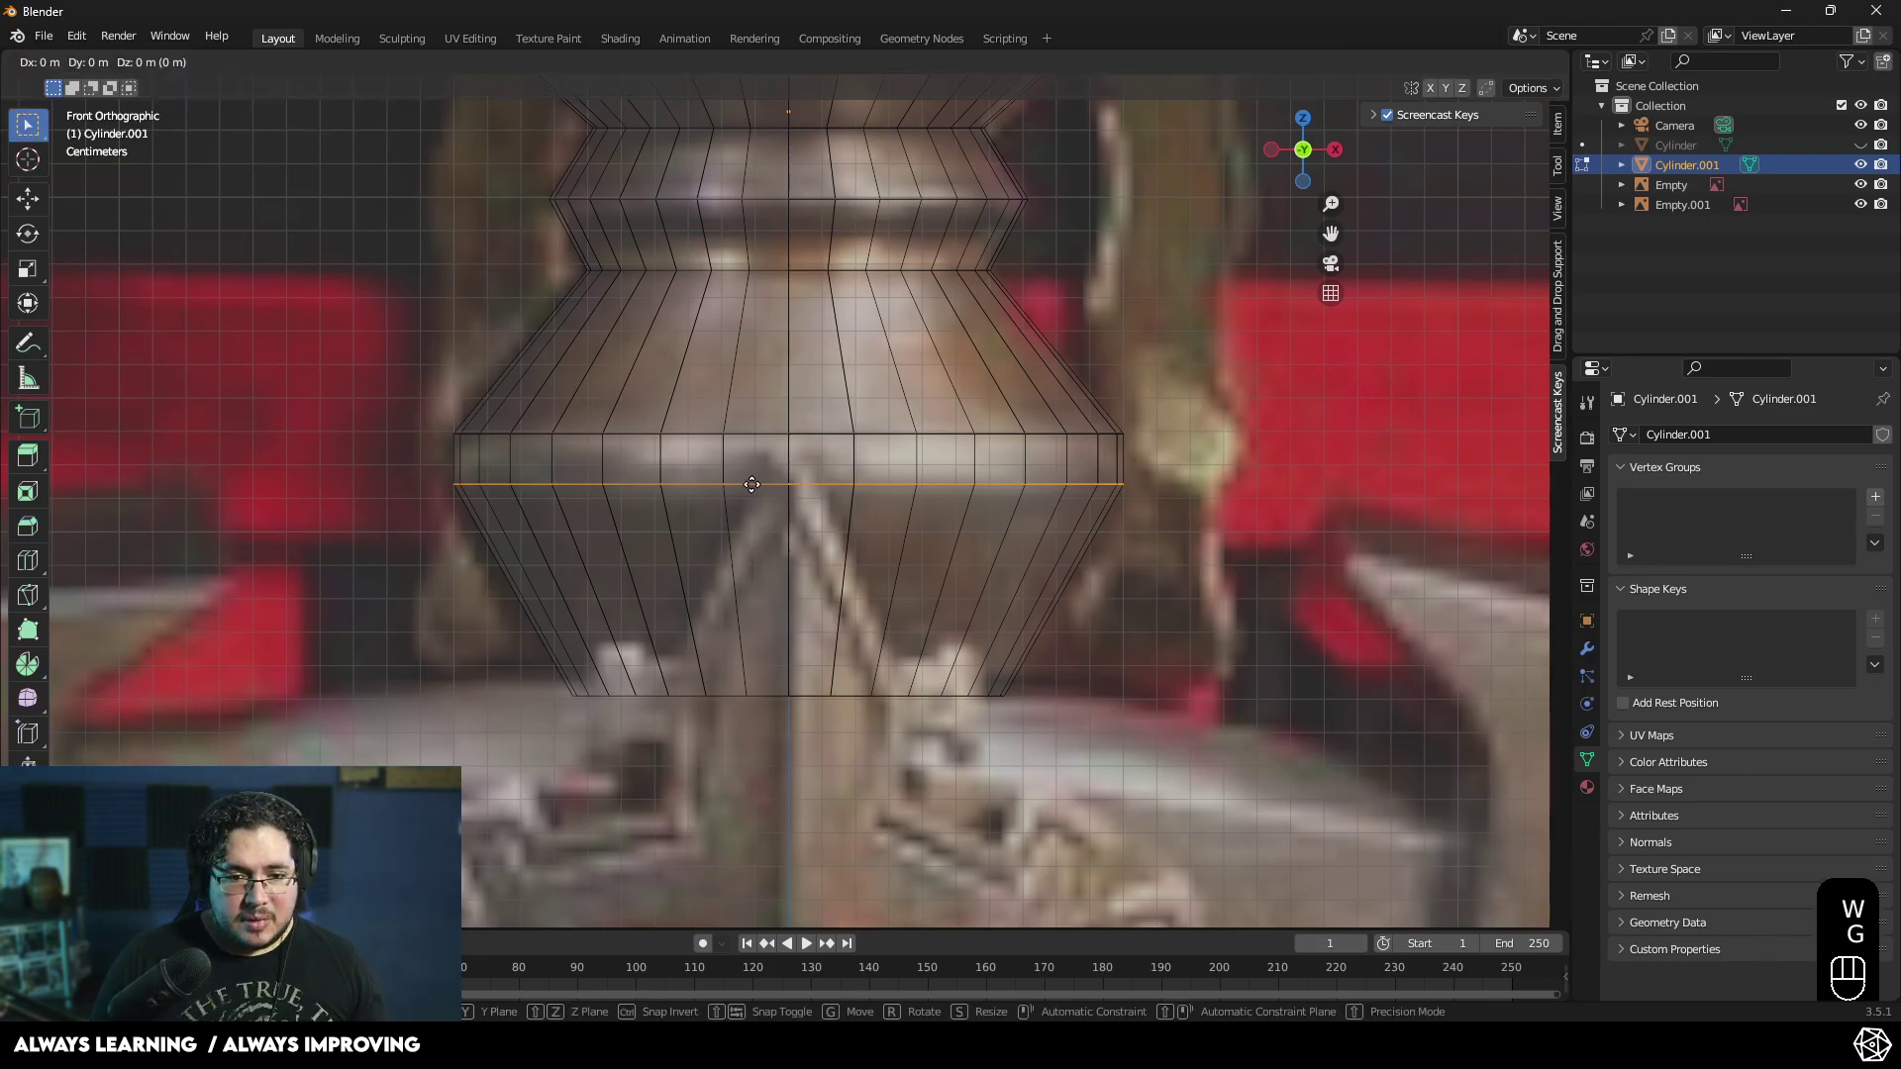
key(g)
key(z)
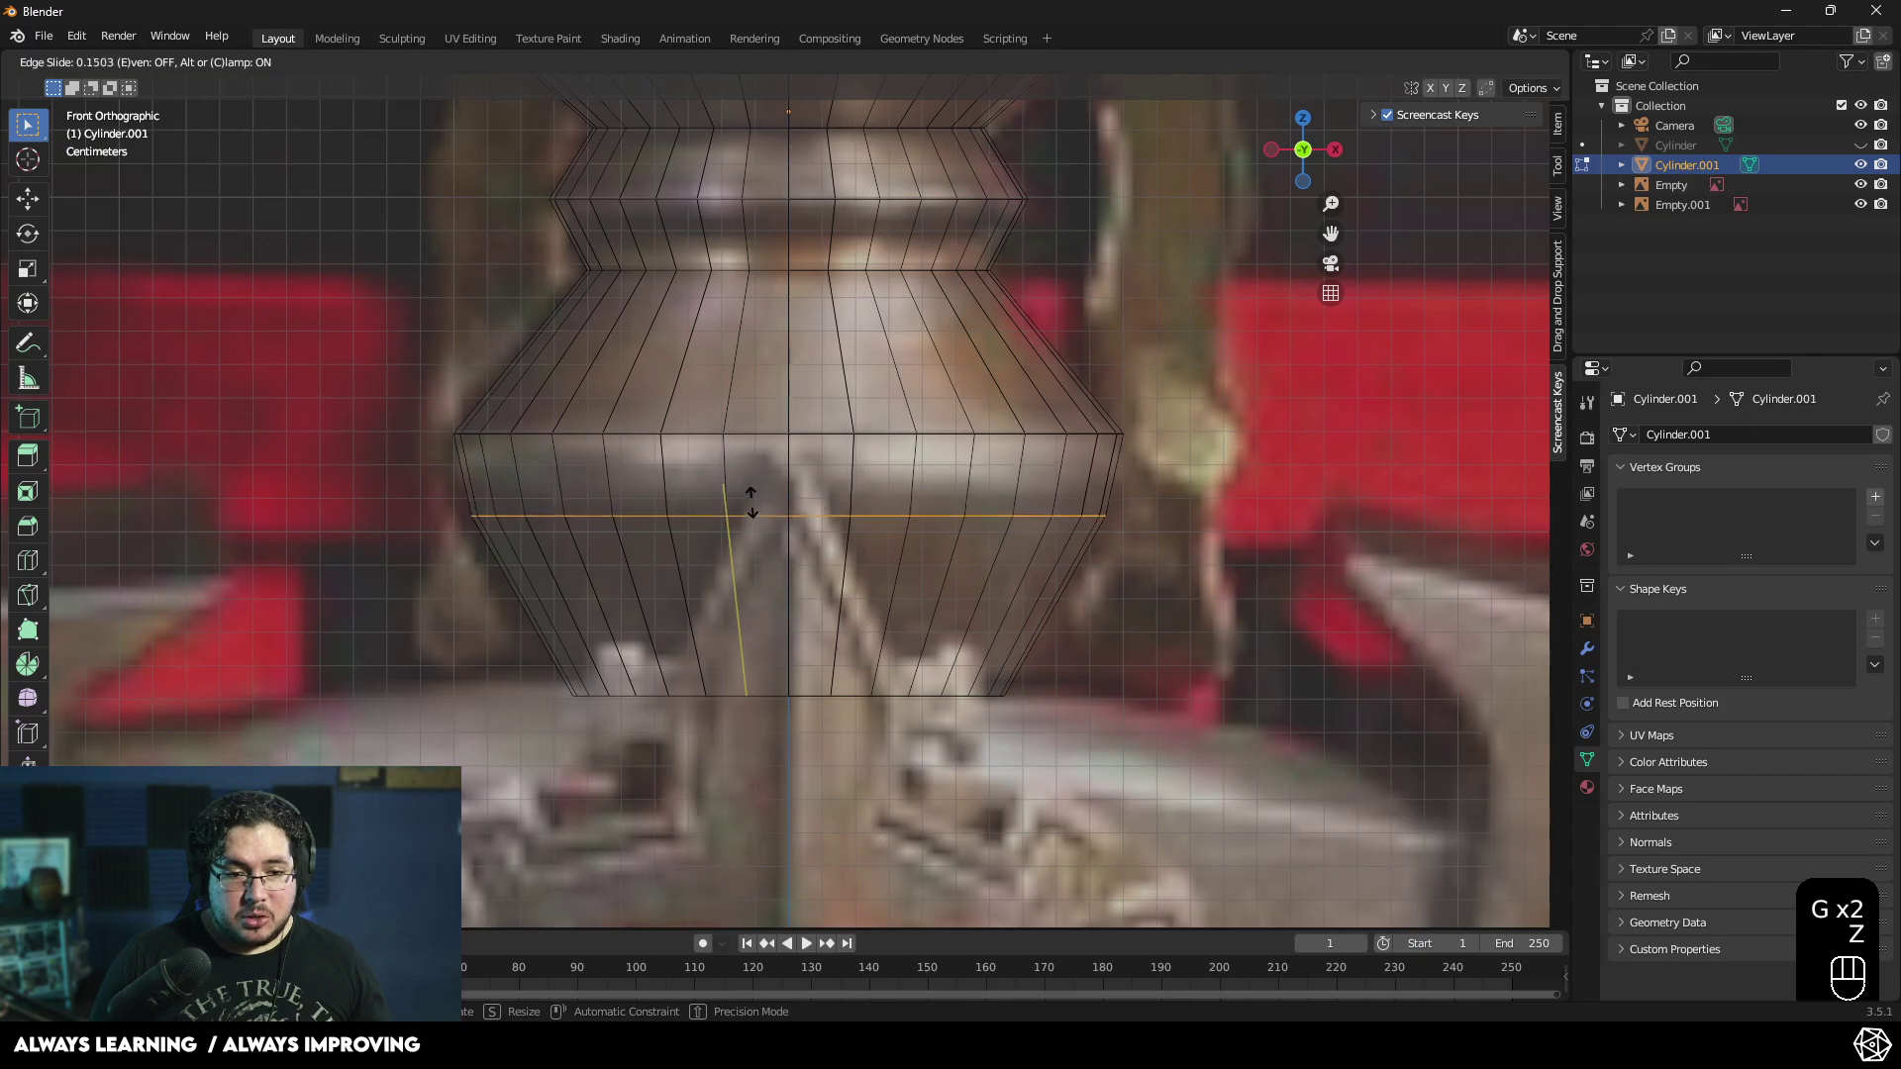
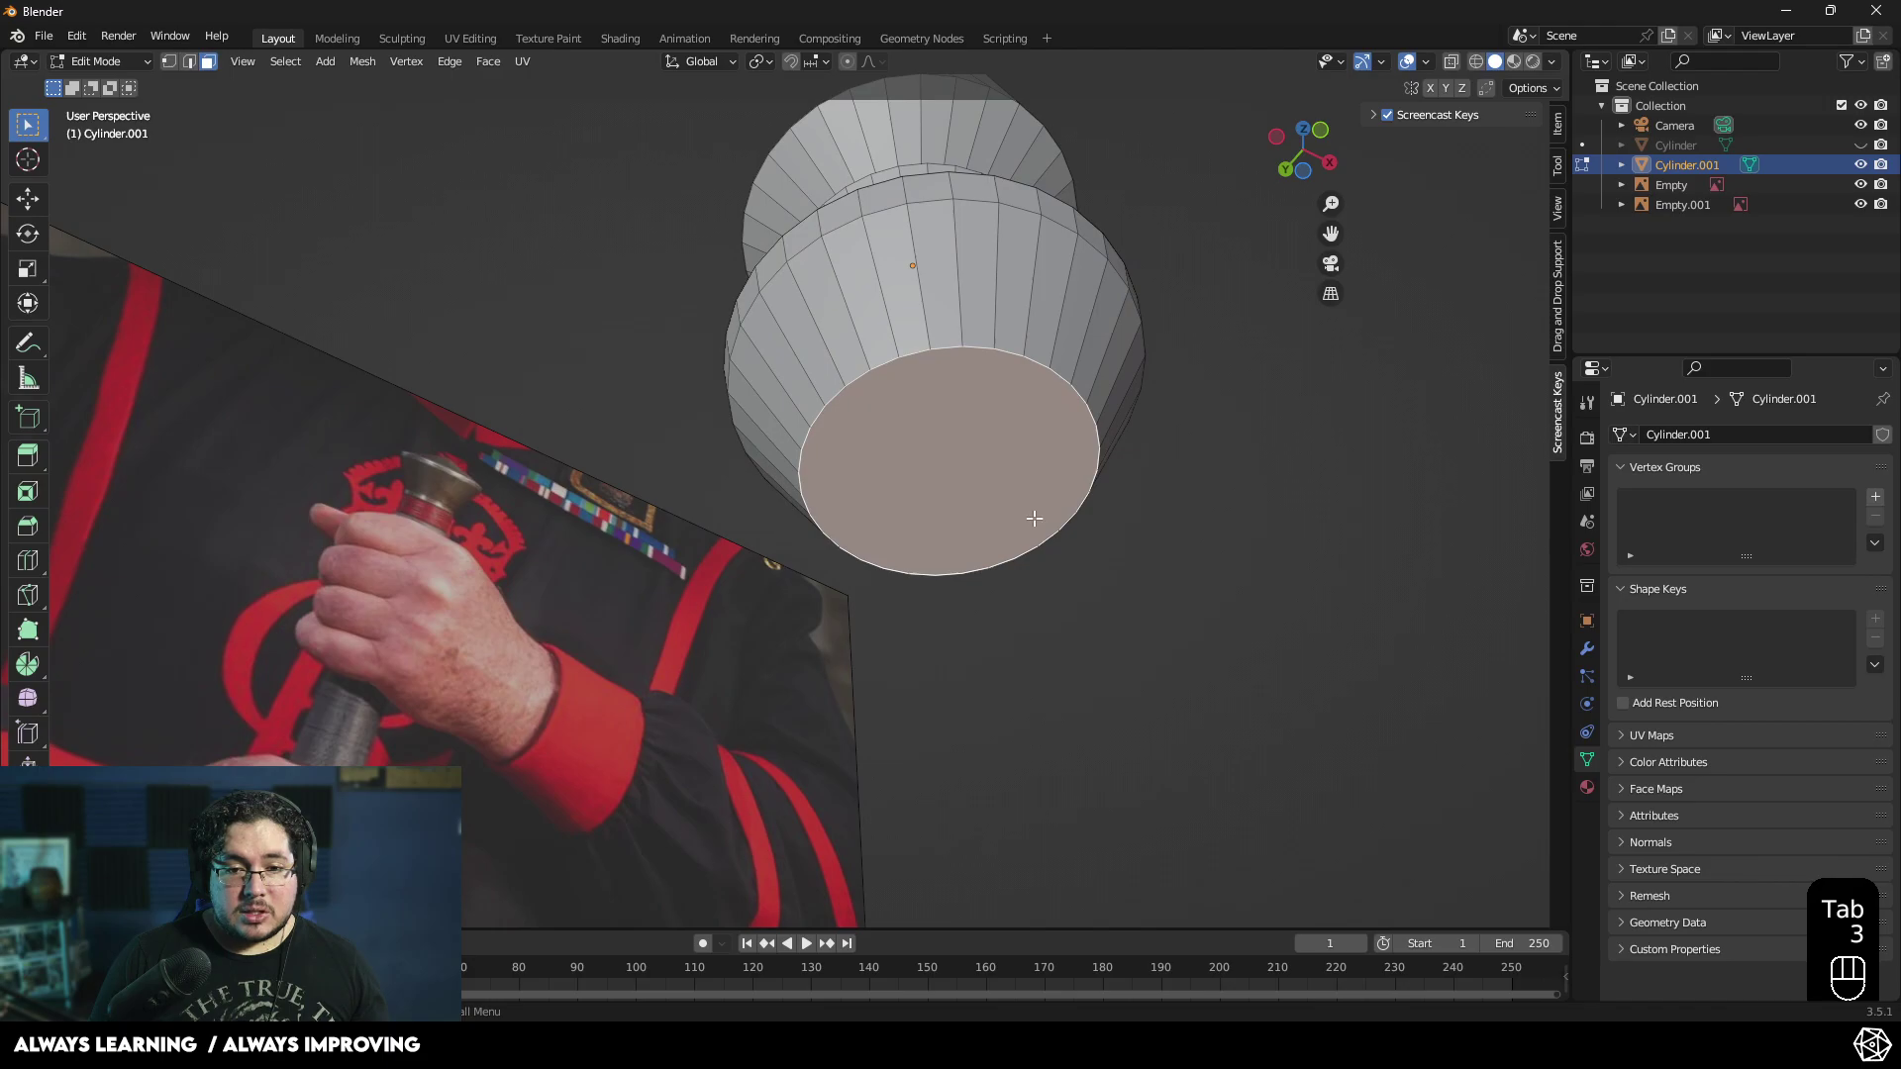
- Delete the flat bottom cap face, leaving an open hollow shell
key(x)
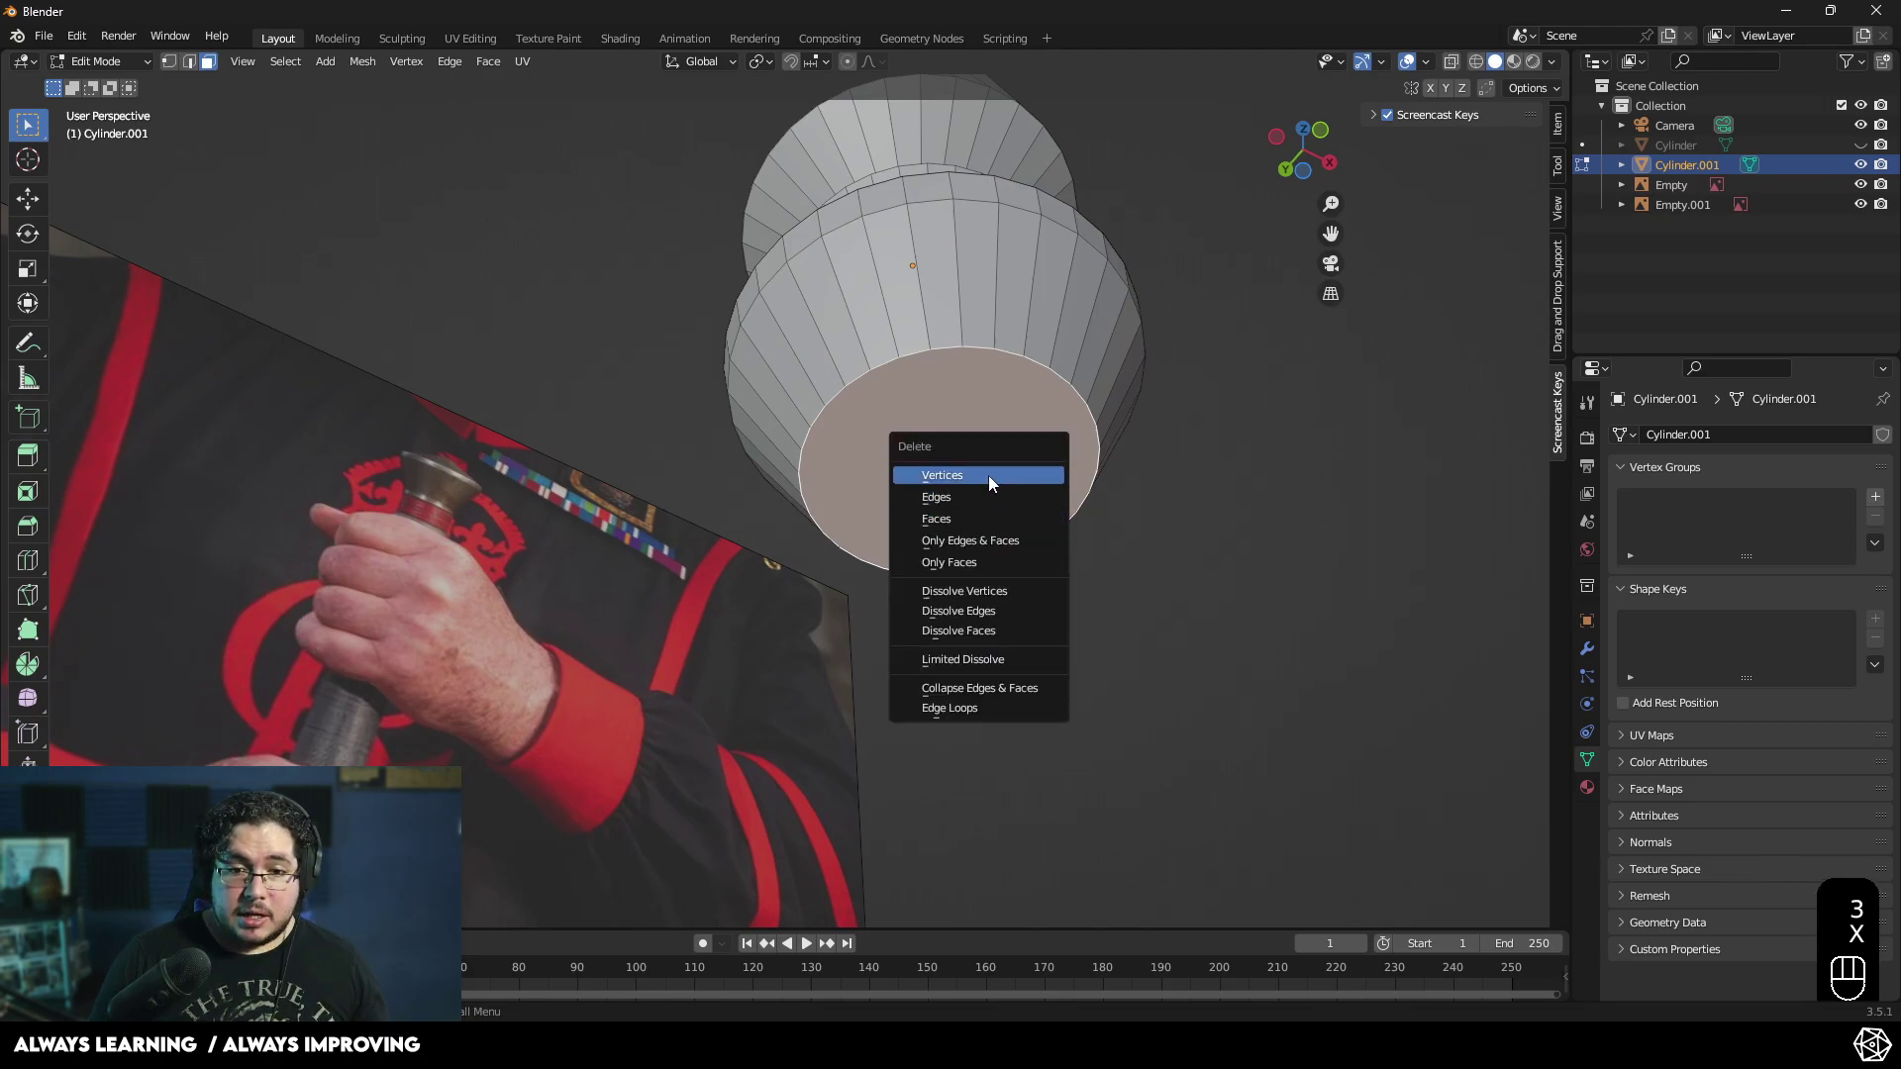
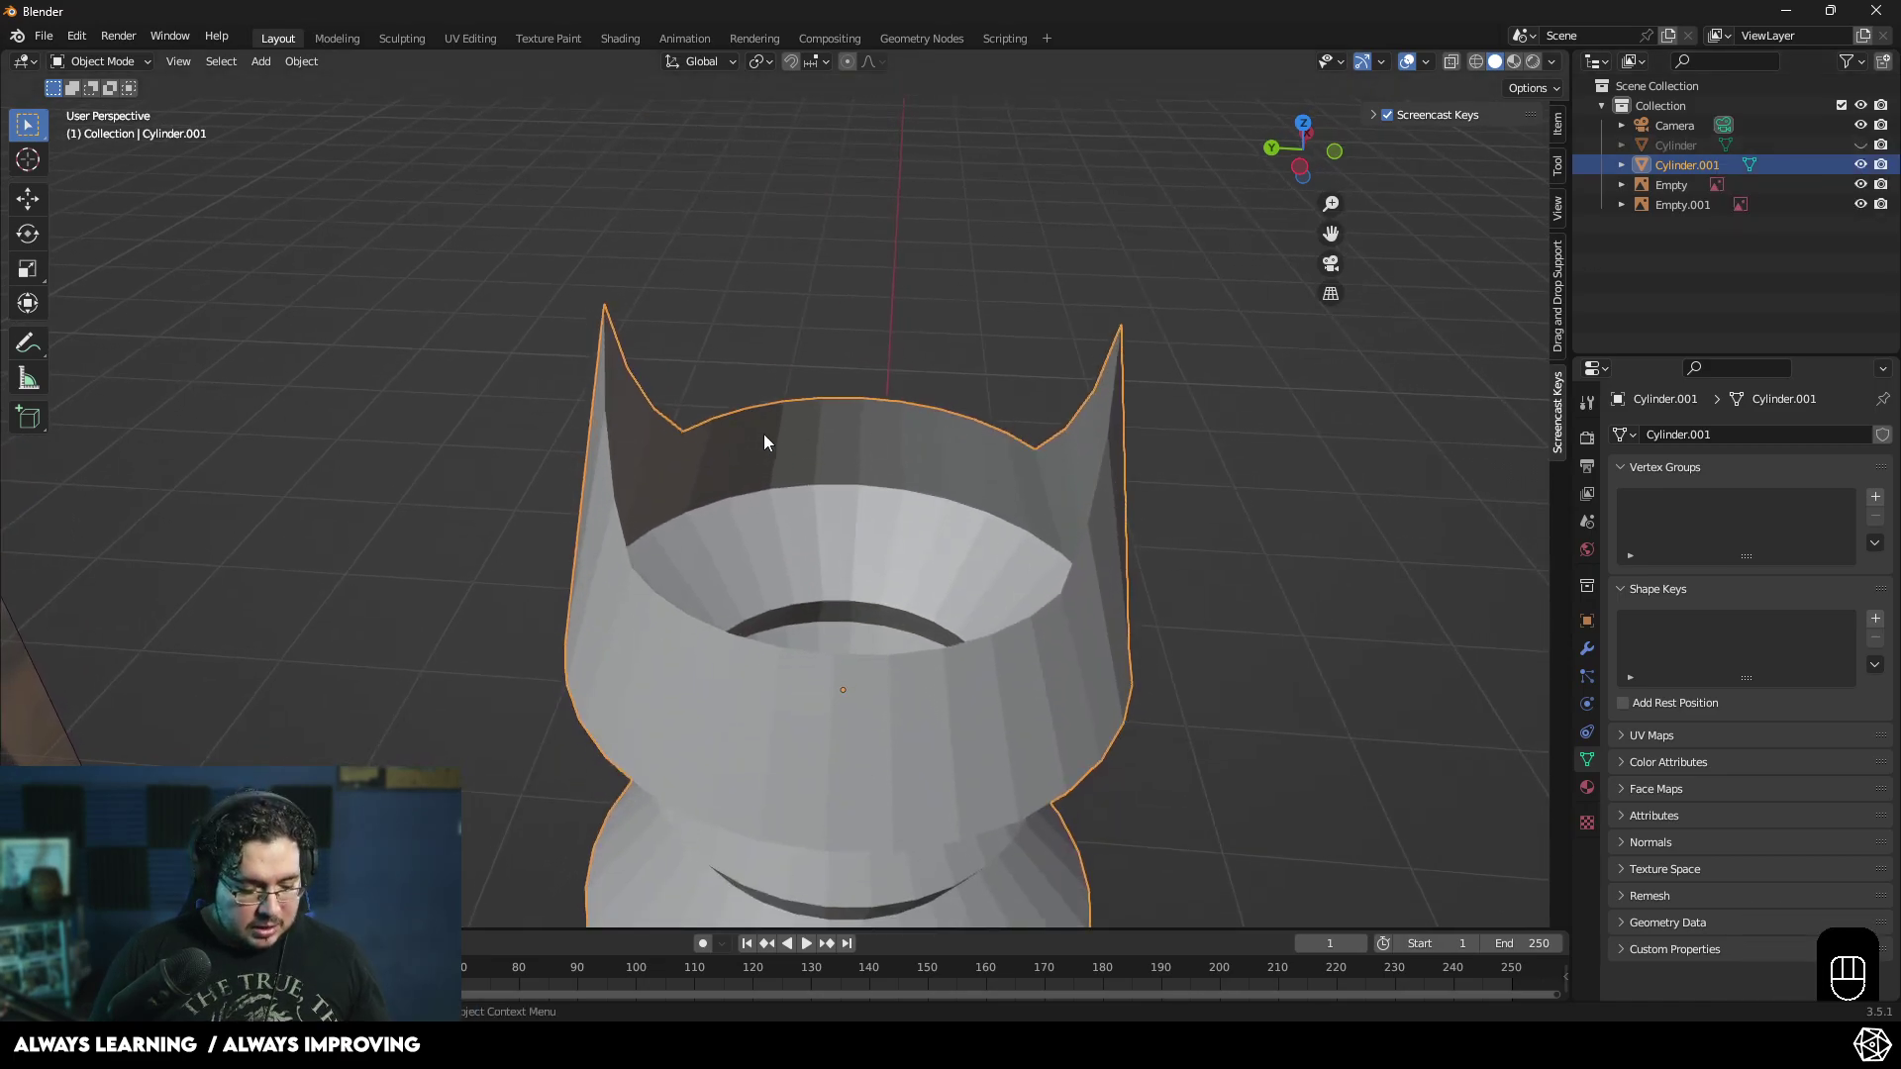
- Inspect the shell from several angles and enter Edit Mode with edge selection
drag(898, 397, 918, 355)
drag(899, 375, 865, 409)
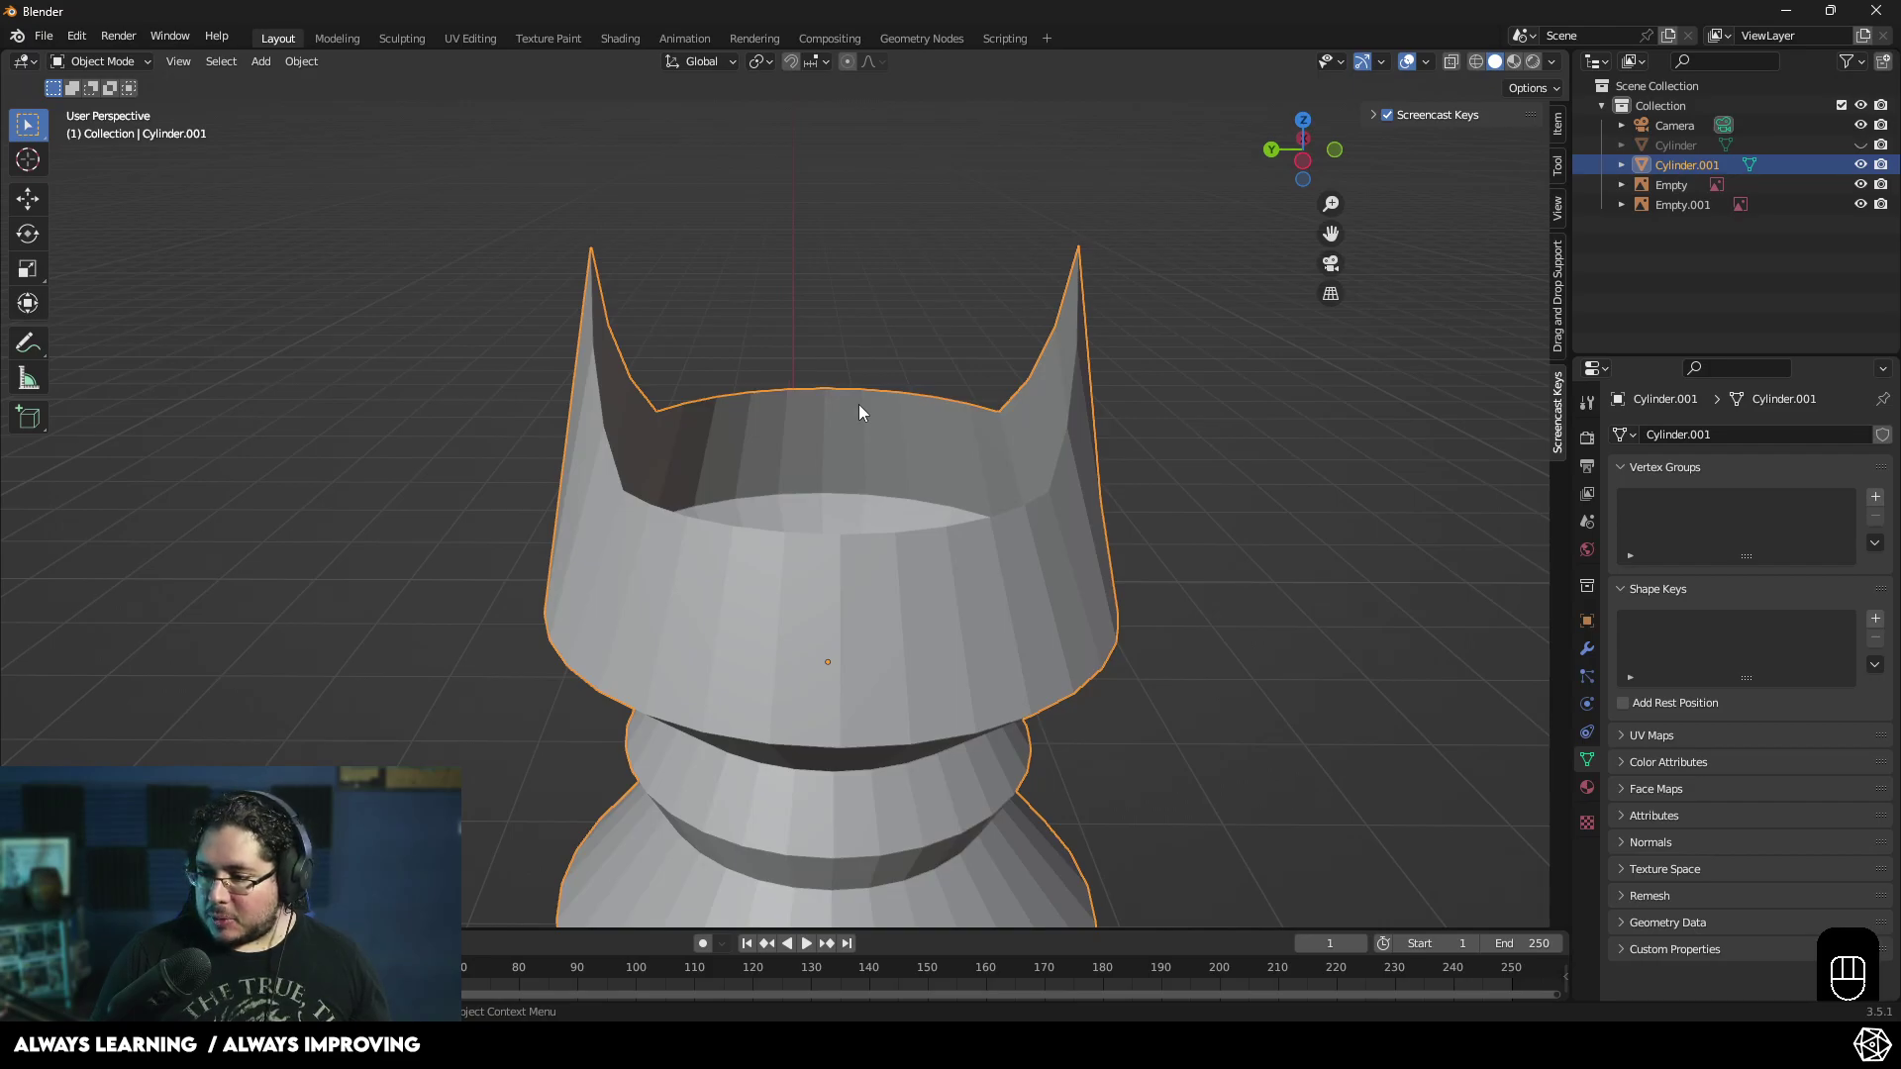
drag(944, 460, 873, 478)
drag(768, 483, 809, 486)
key(Tab)
key(Tab)
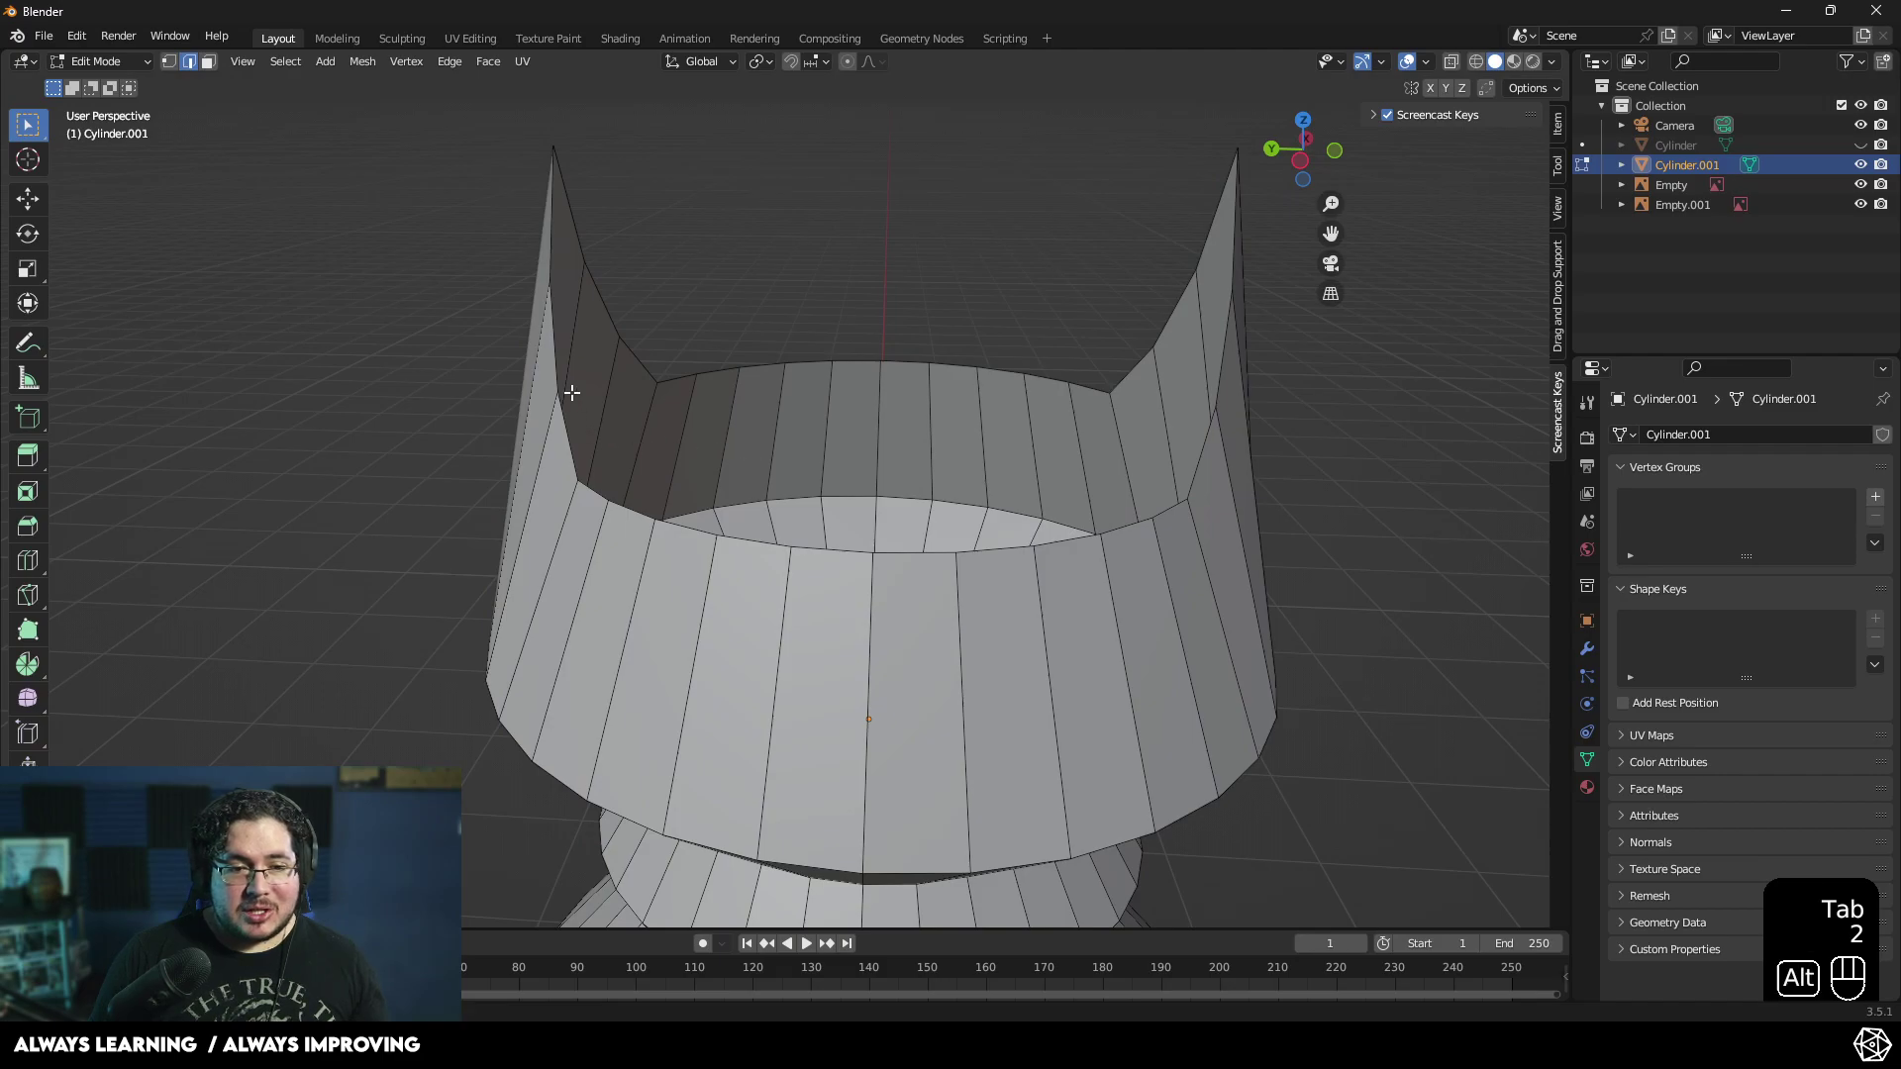
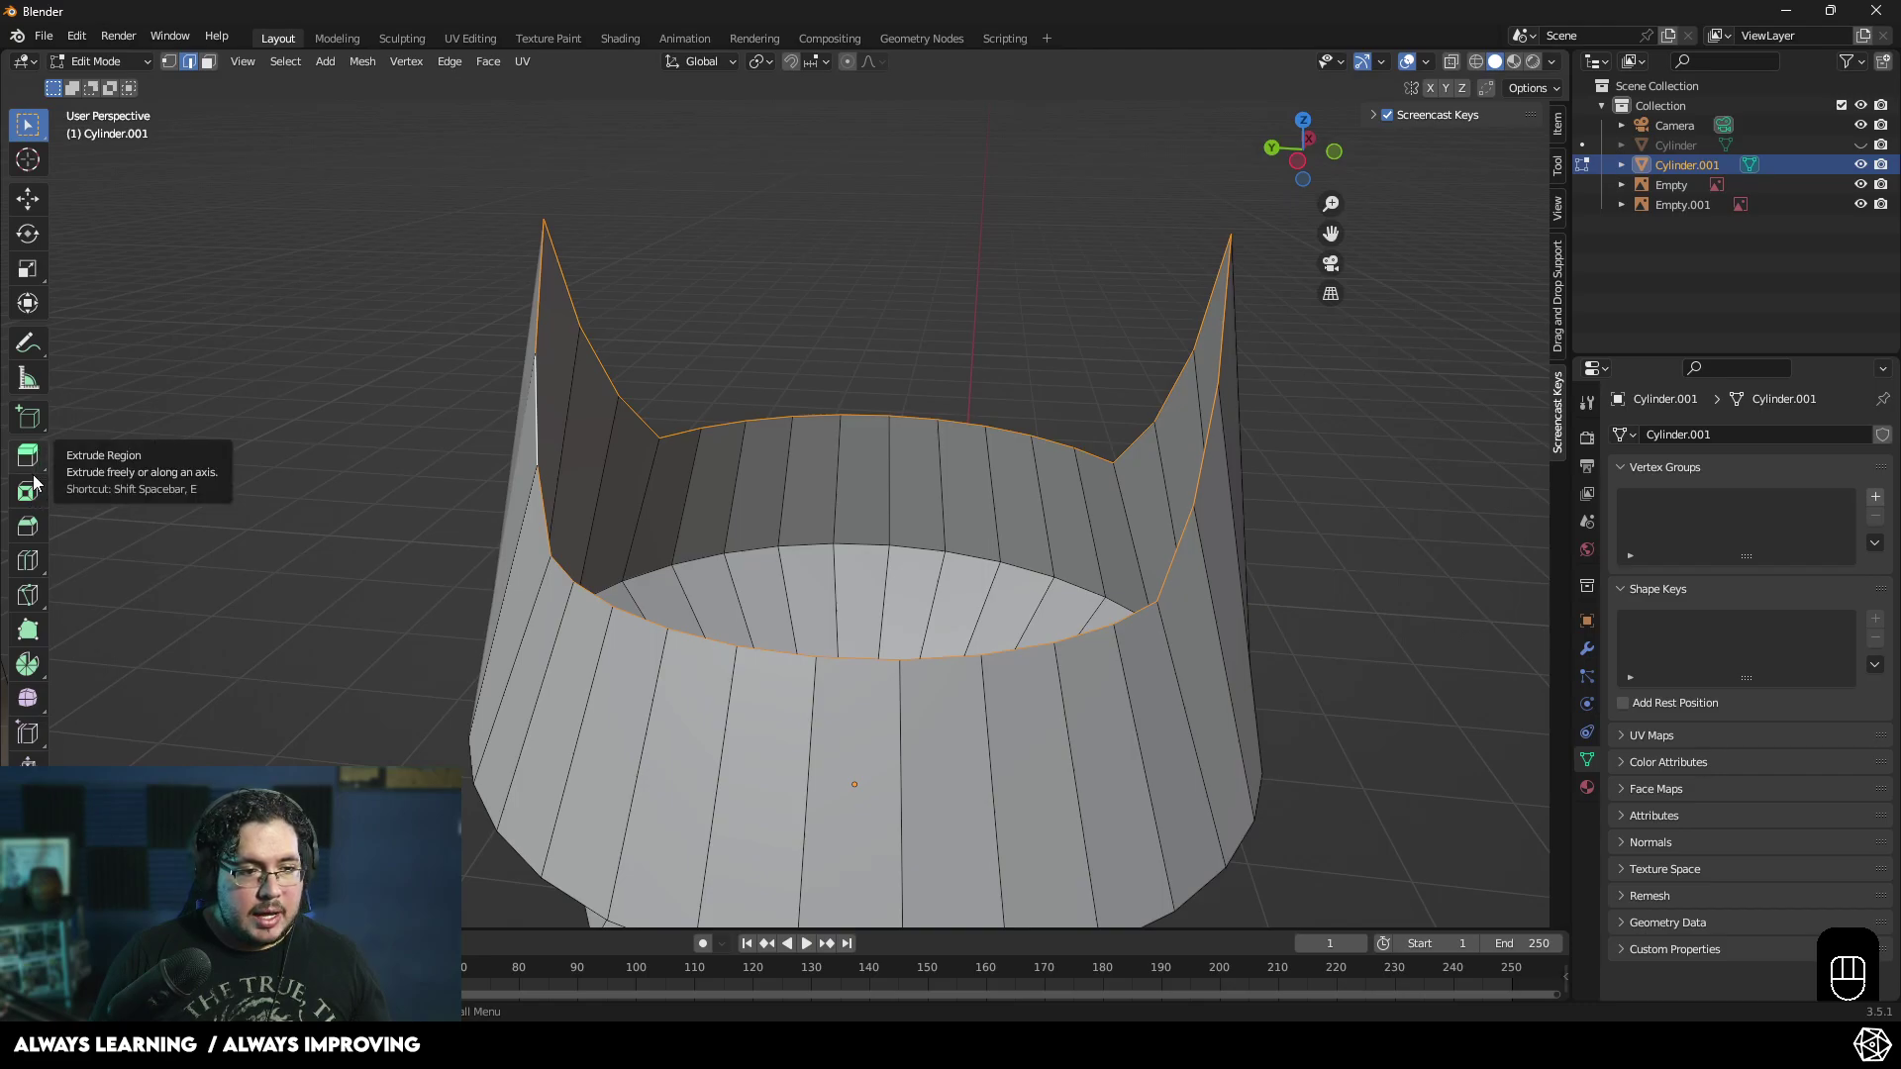
- Extrude the rim along normals for wall thickness and nudge the new rim vertically
click(47, 472)
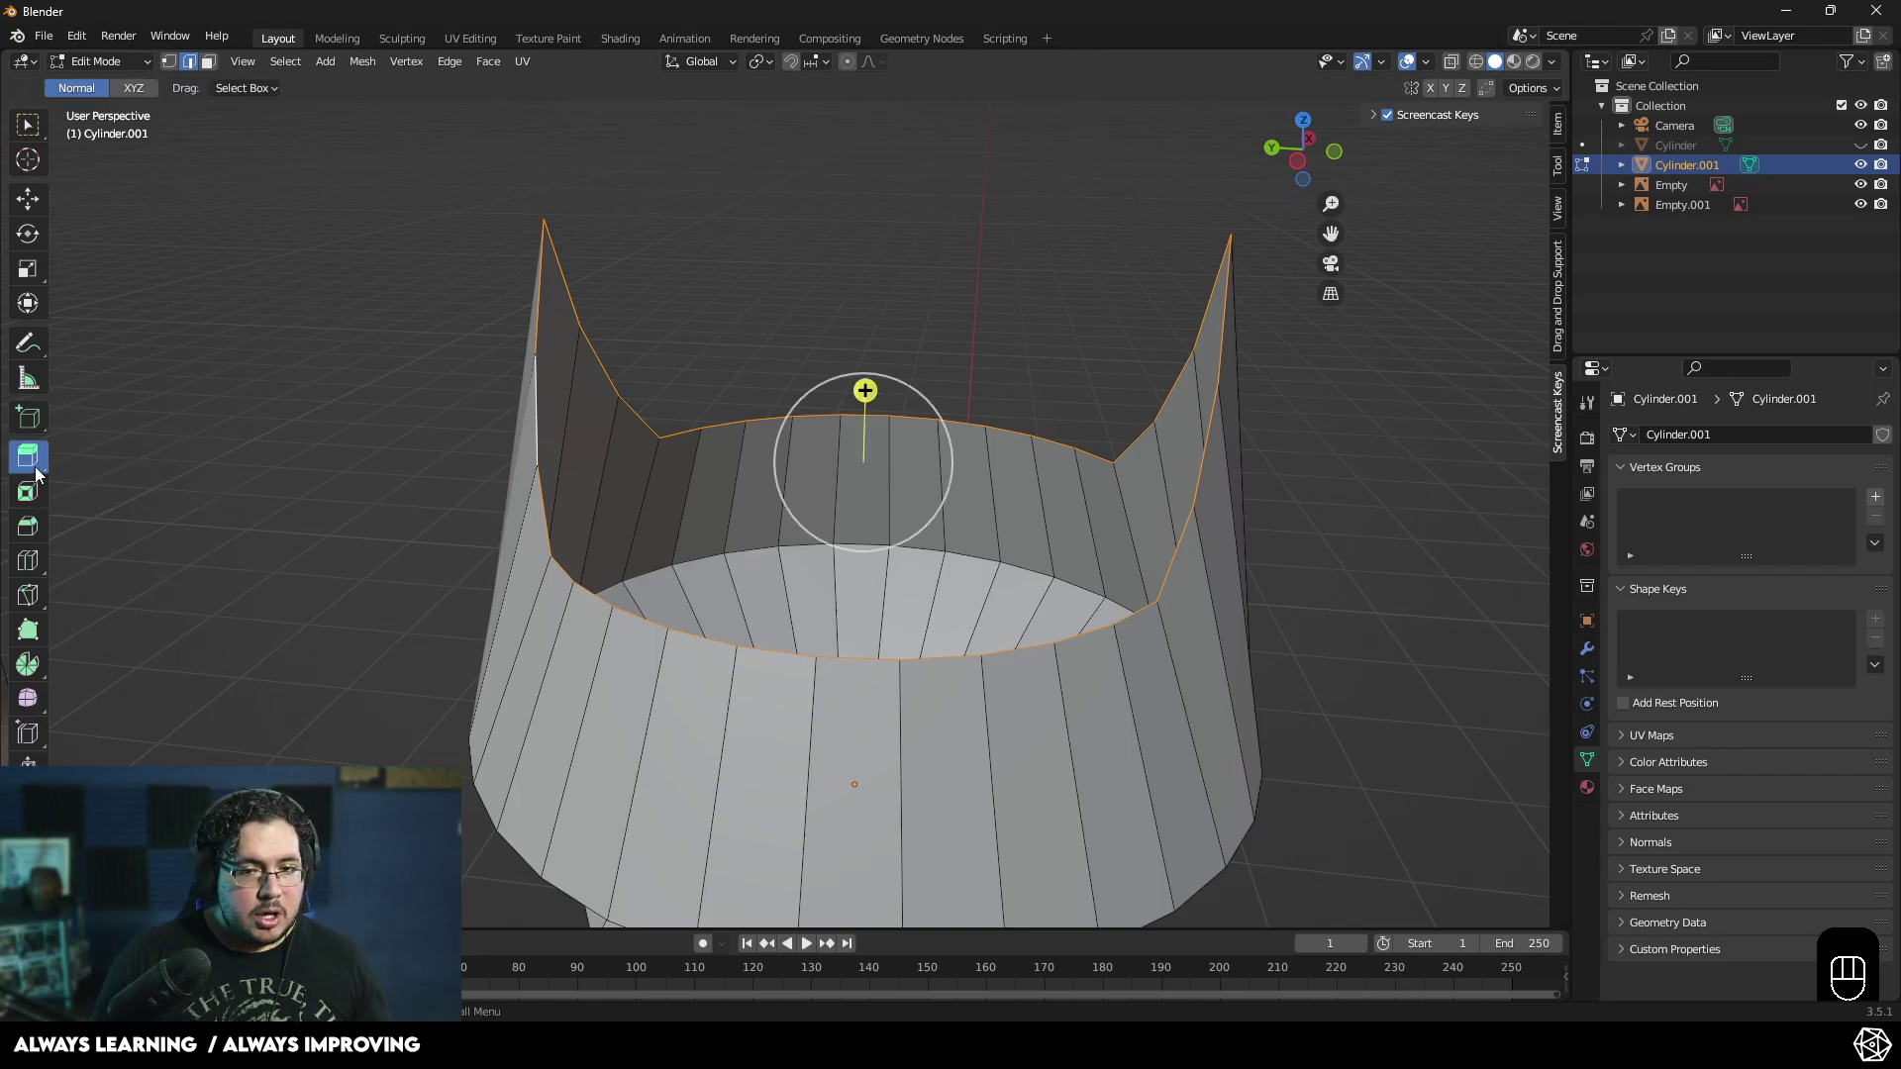
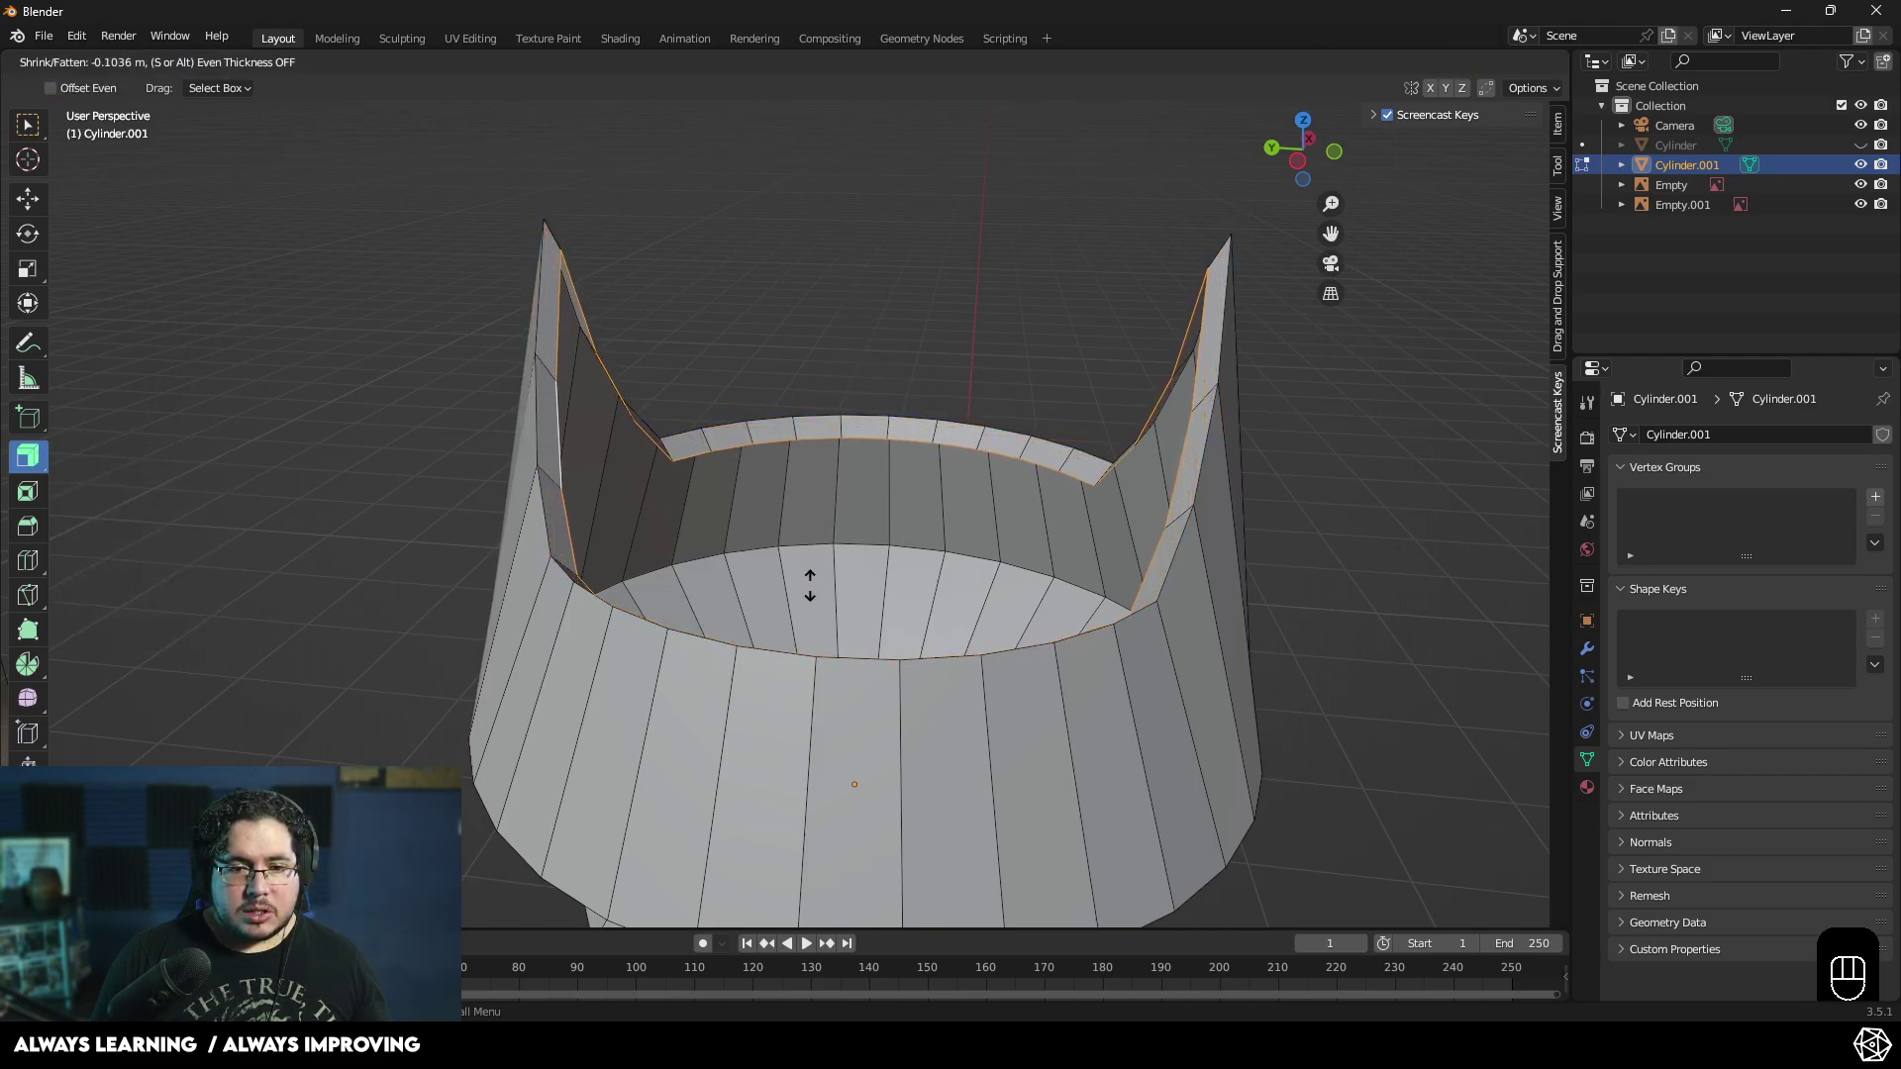
key(g)
key(z)
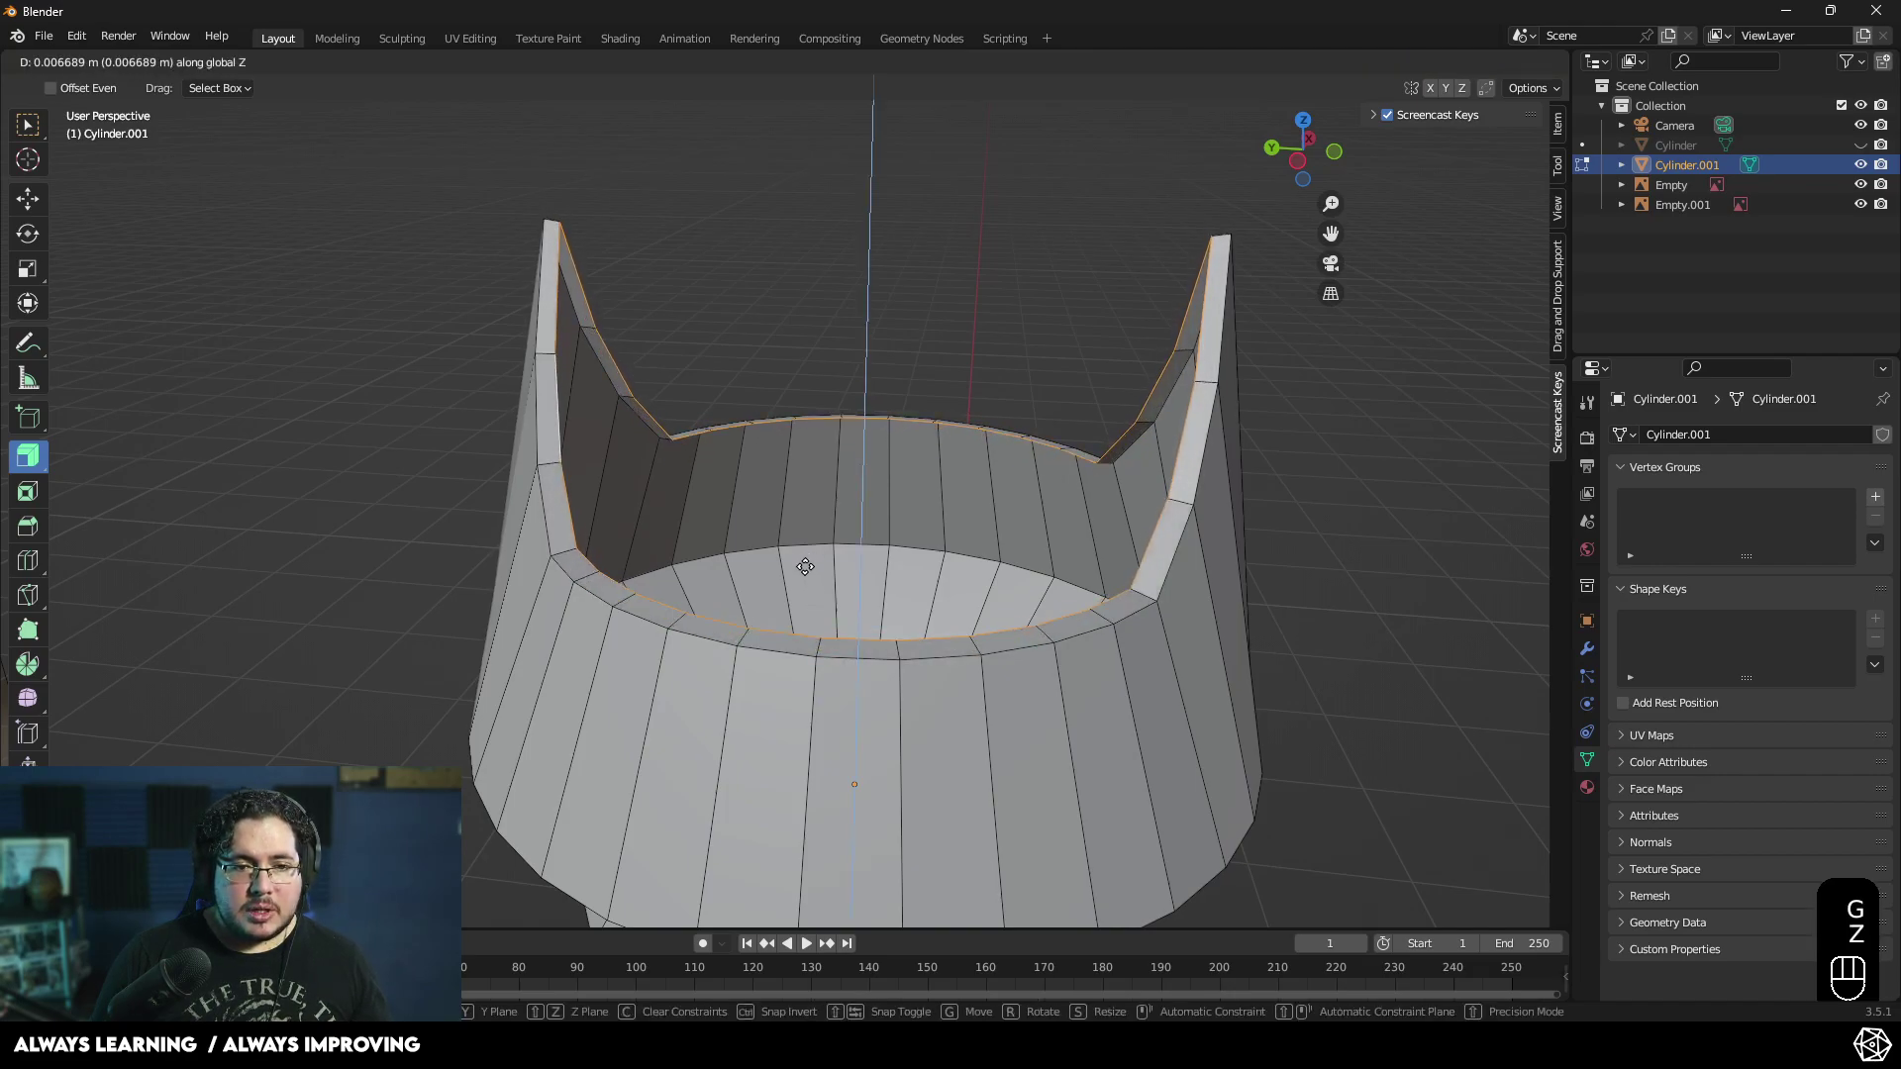
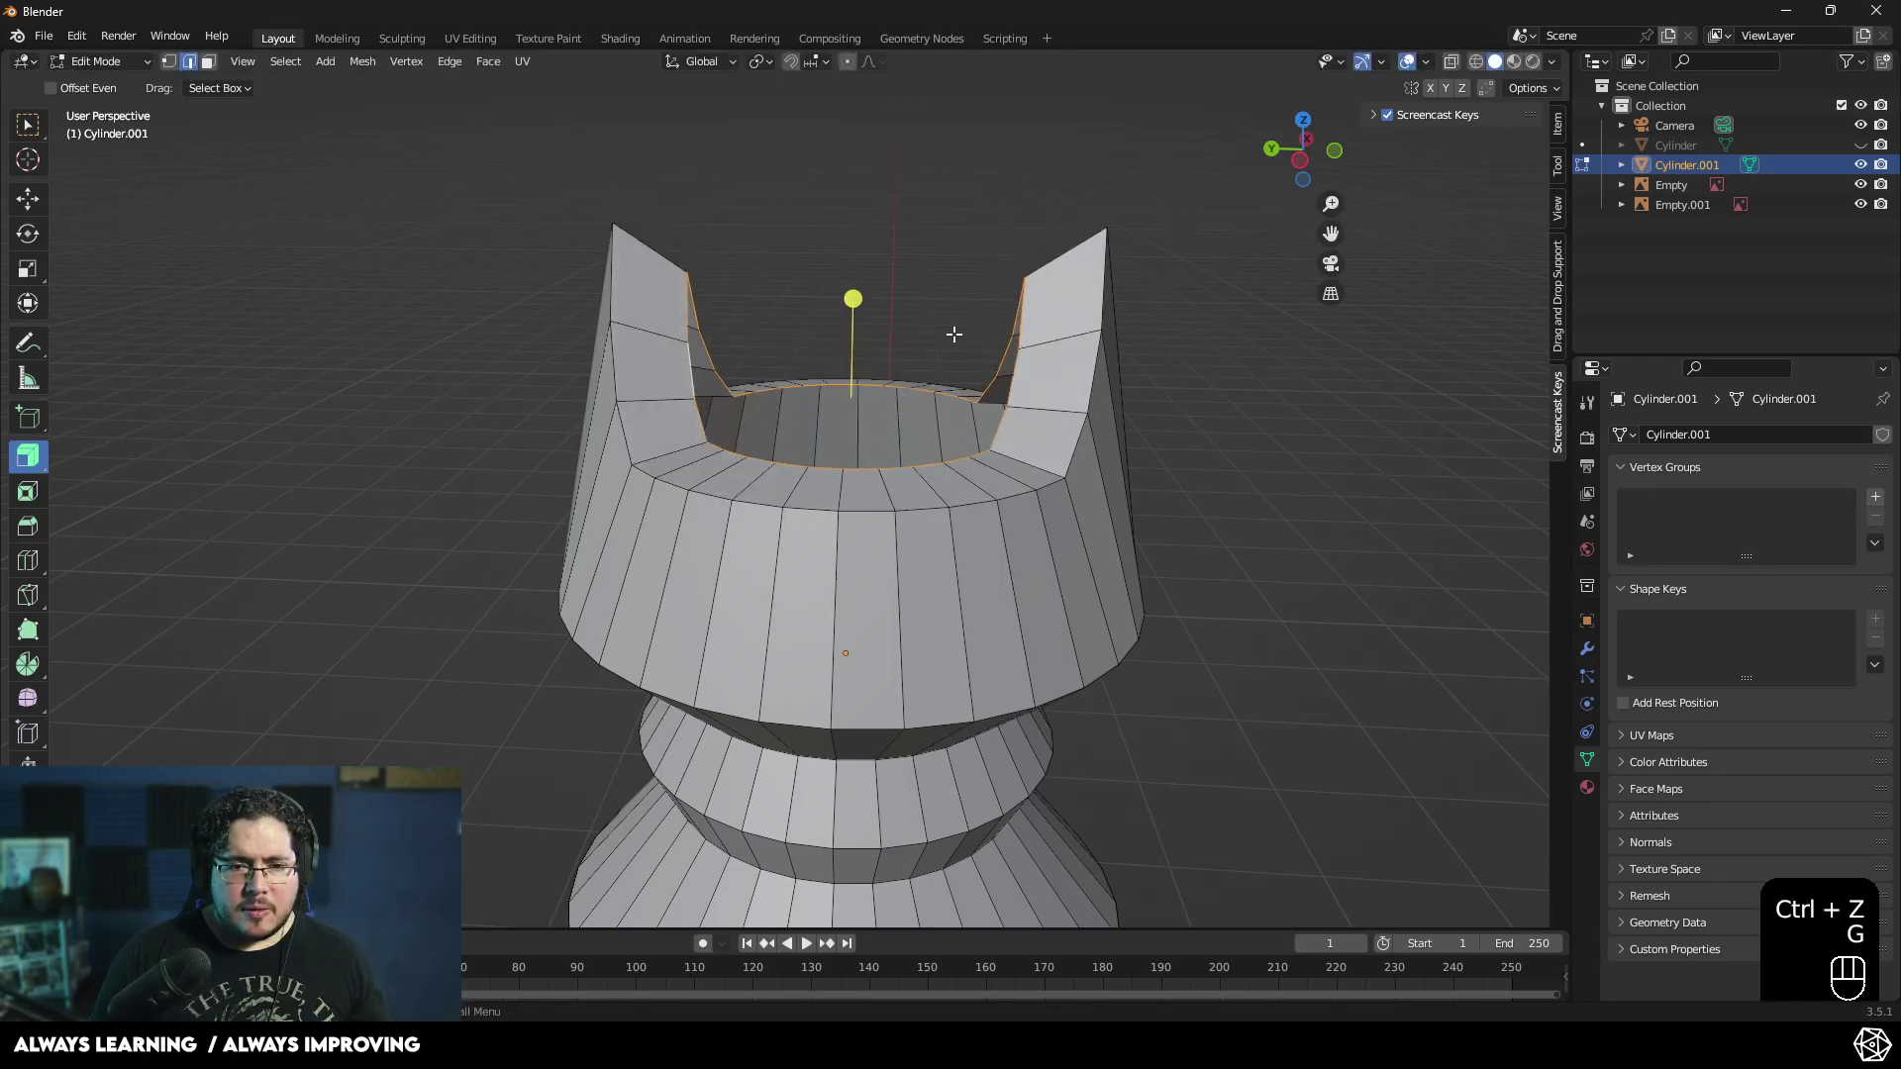
- Orbit to the hilt piece's underside and enter Edit Mode to select its bottom face
key(Tab)
middle_click(884, 245)
click(884, 252)
middle_click(897, 354)
click(1875, 156)
drag(1032, 517, 1049, 551)
click(1014, 566)
drag(1099, 589, 1072, 575)
drag(1018, 567, 992, 570)
drag(994, 567, 1009, 512)
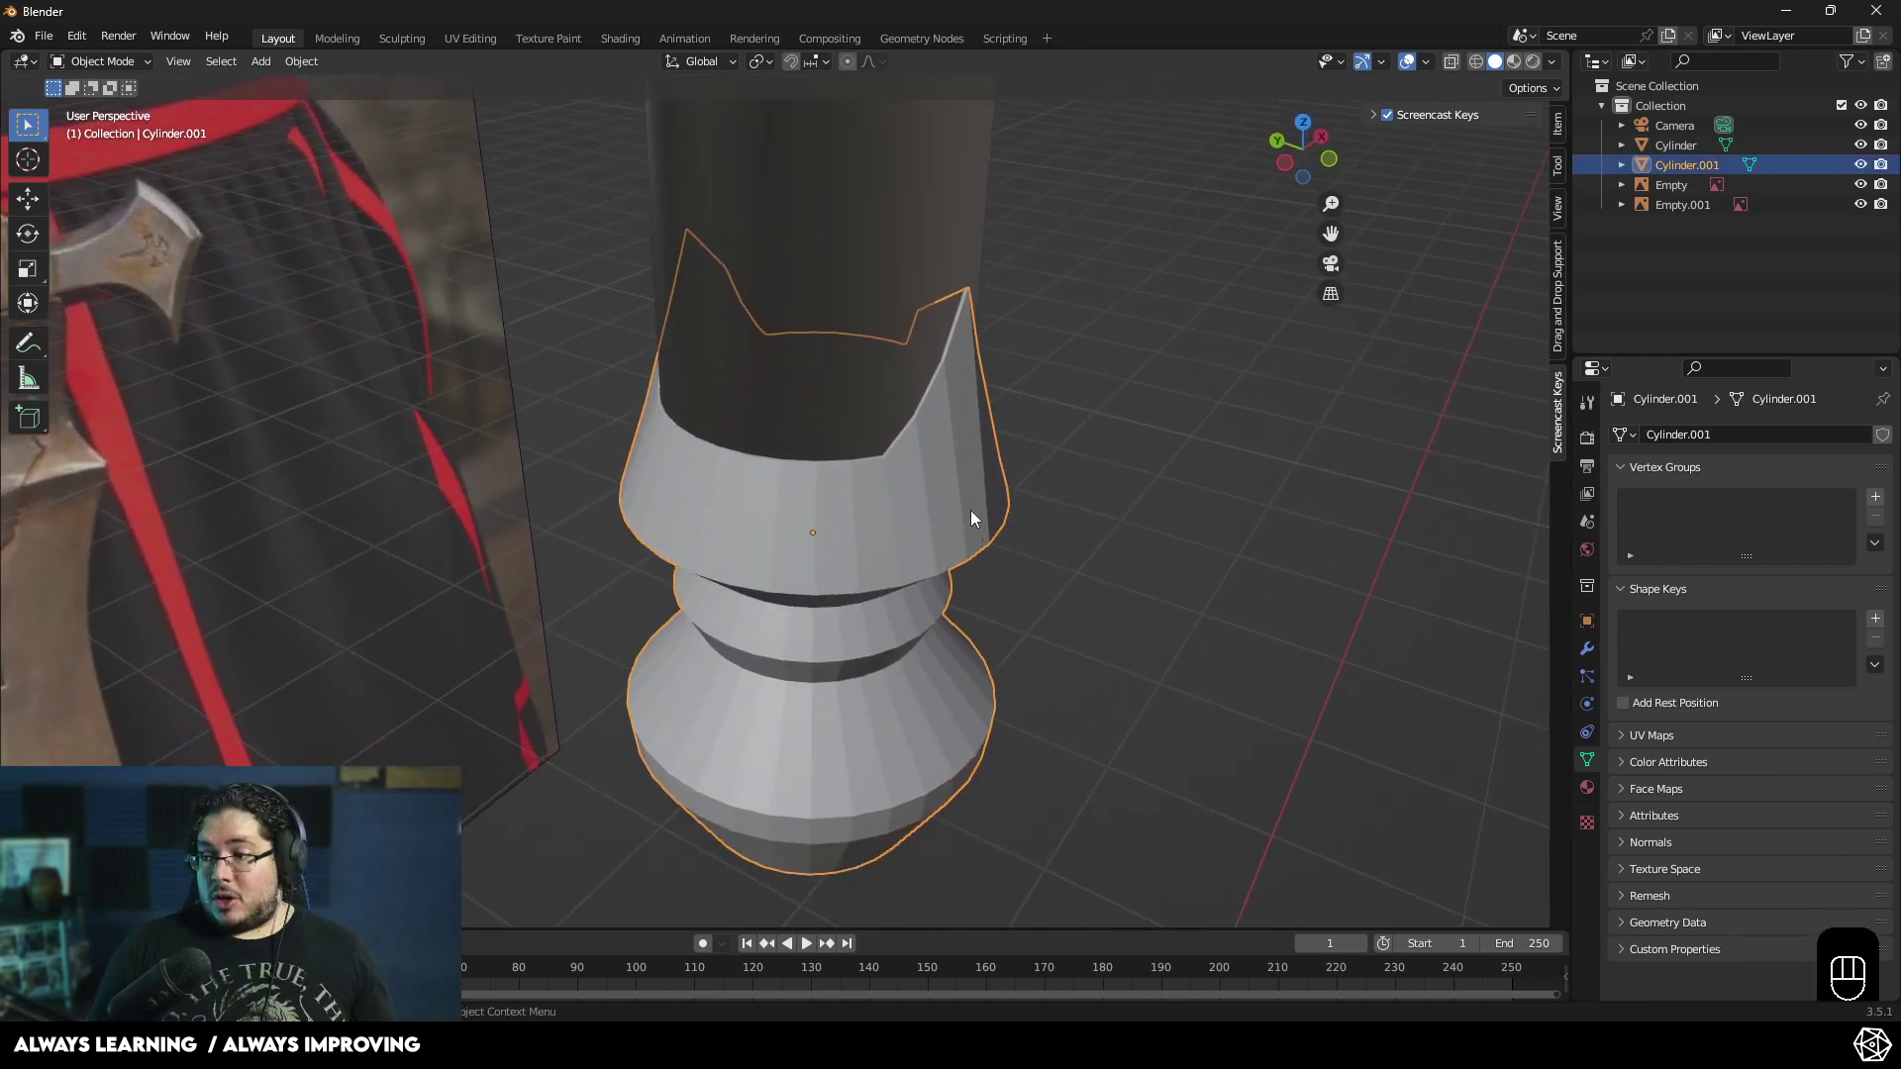
middle_click(980, 363)
drag(1017, 476, 1007, 403)
drag(995, 515, 986, 479)
key(Tab)
key(Tab)
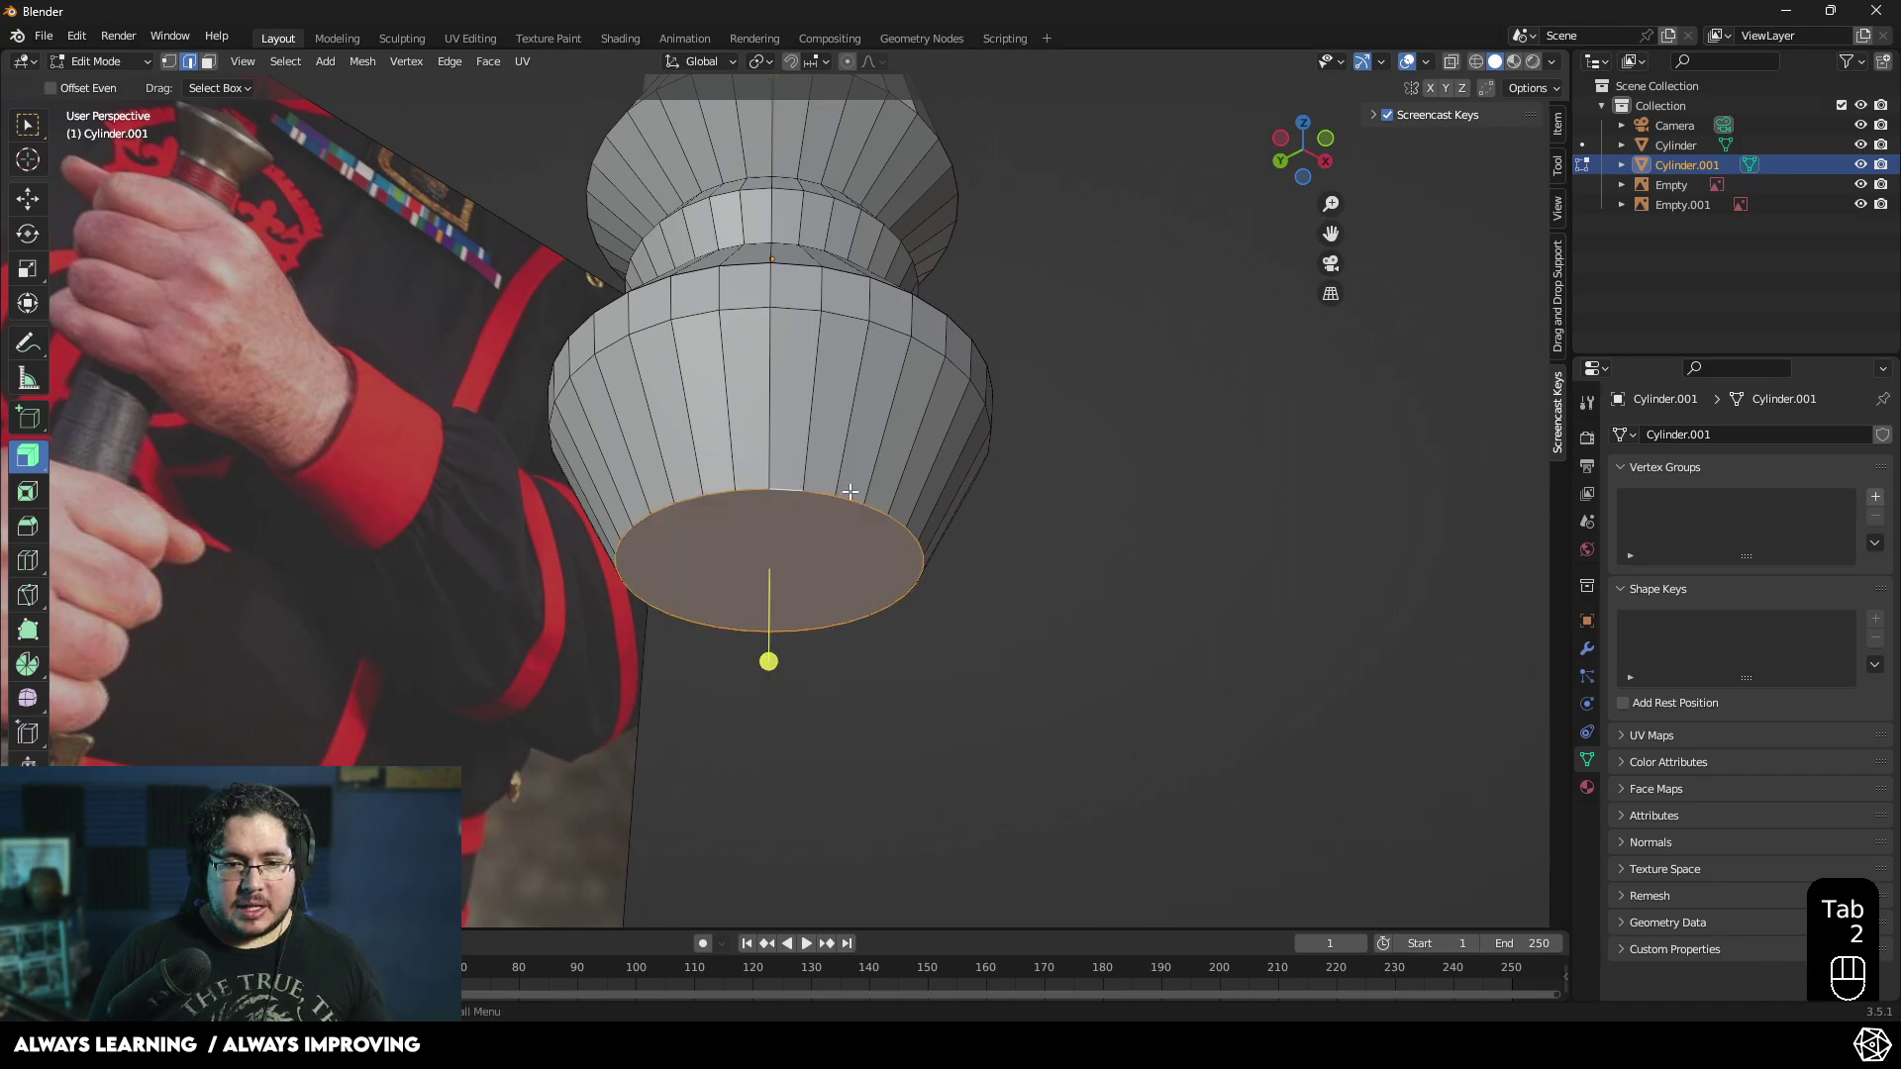
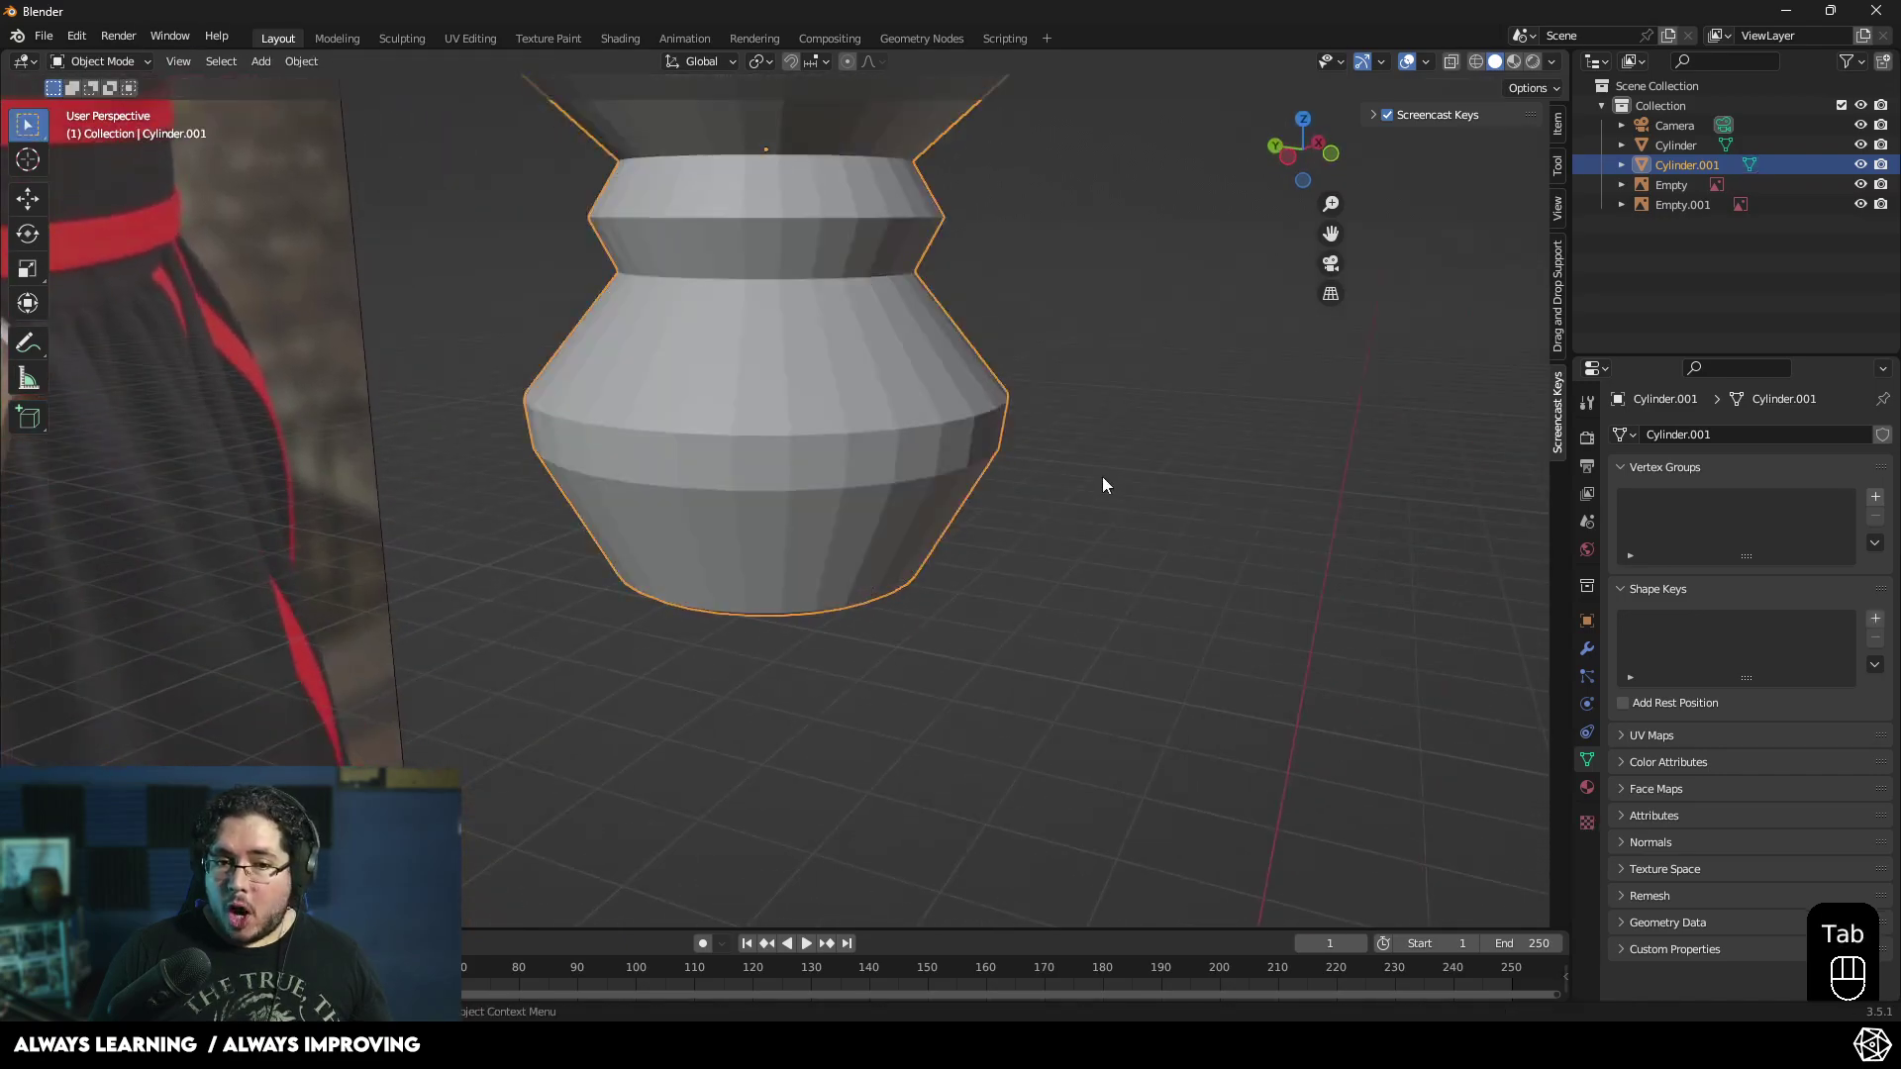
- Orbit around the spiked hilt piece to compare it against the reference sword
drag(795, 457, 740, 468)
drag(808, 483, 740, 615)
drag(780, 602, 851, 568)
drag(743, 578, 620, 591)
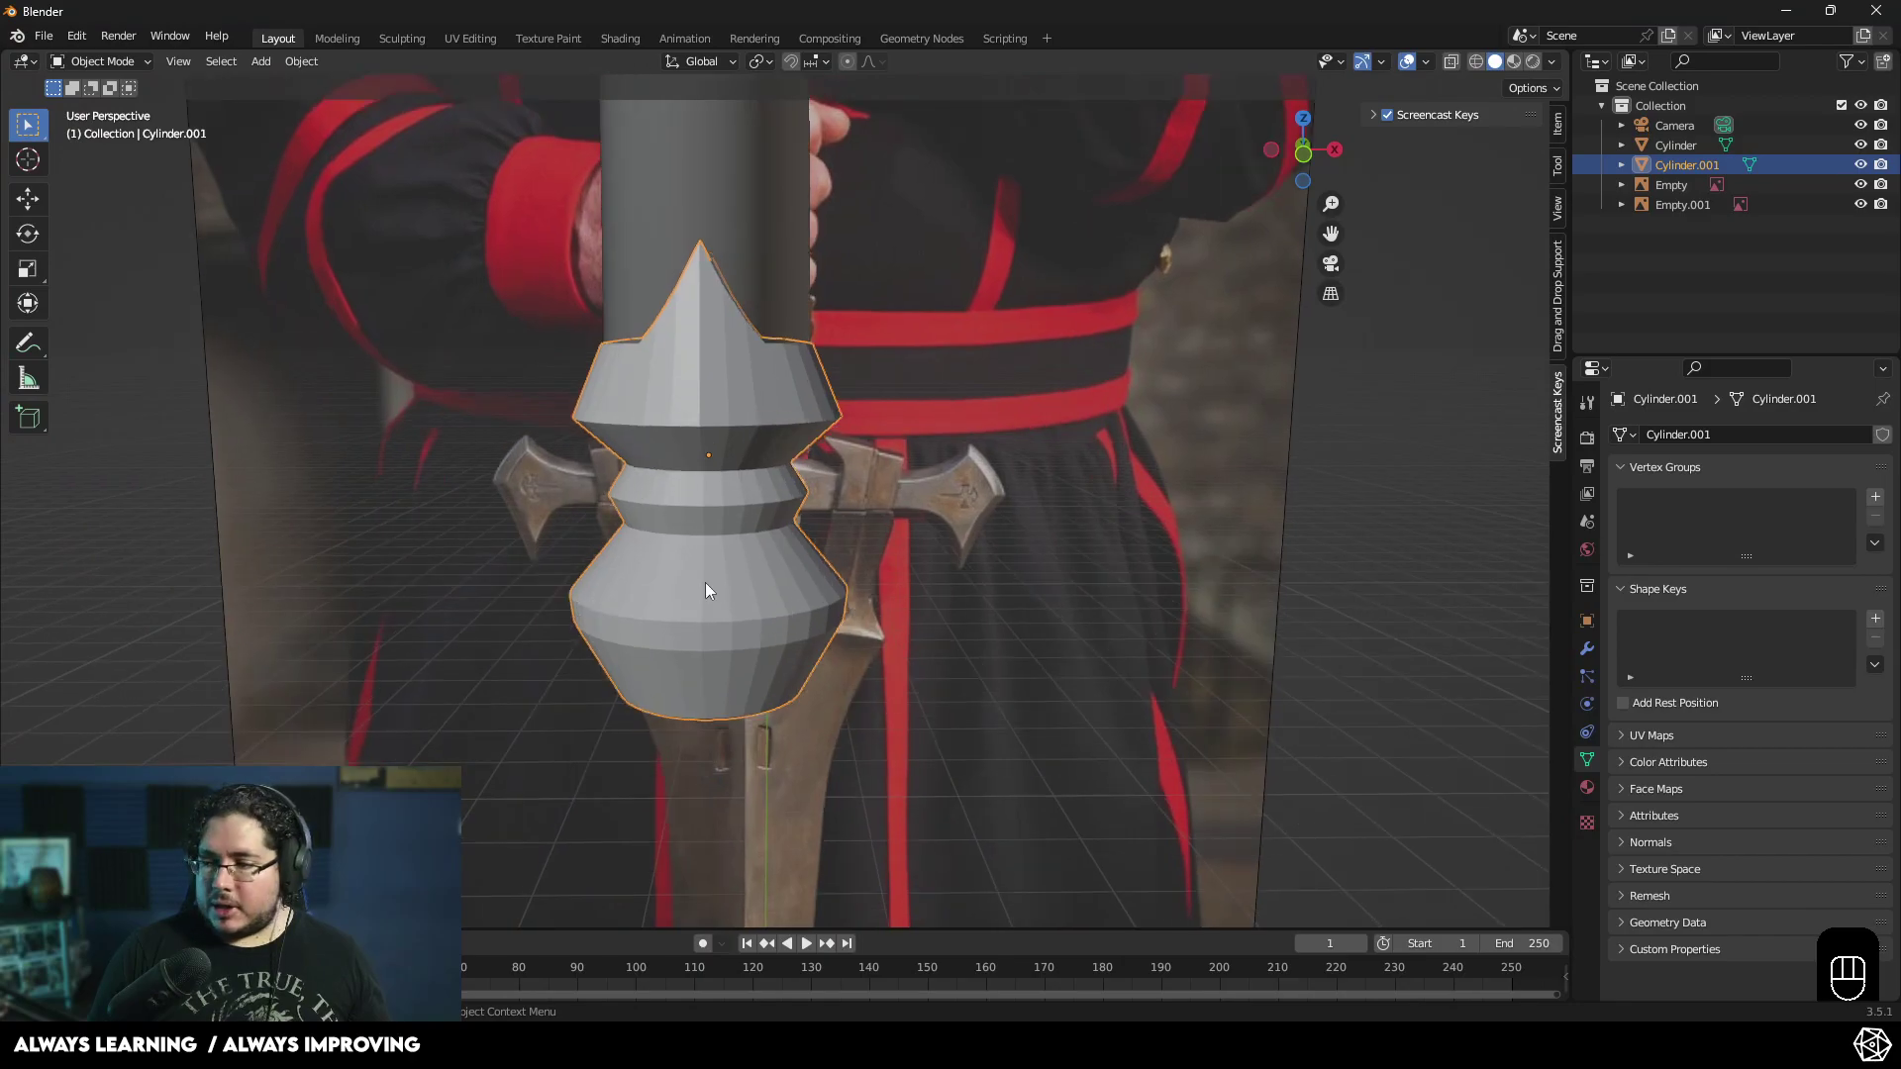
drag(767, 591, 797, 585)
drag(872, 546, 911, 549)
drag(958, 521, 966, 603)
click(990, 580)
drag(1079, 623, 1062, 541)
drag(1059, 547, 1085, 668)
drag(1063, 602, 1060, 508)
drag(946, 605, 901, 576)
drag(896, 555, 958, 528)
- Move the view over to the long grip object and select it, inspecting its flared top
middle_click(917, 534)
click(882, 430)
drag(939, 448, 992, 456)
drag(923, 671, 907, 468)
click(968, 546)
drag(954, 472, 872, 545)
click(745, 366)
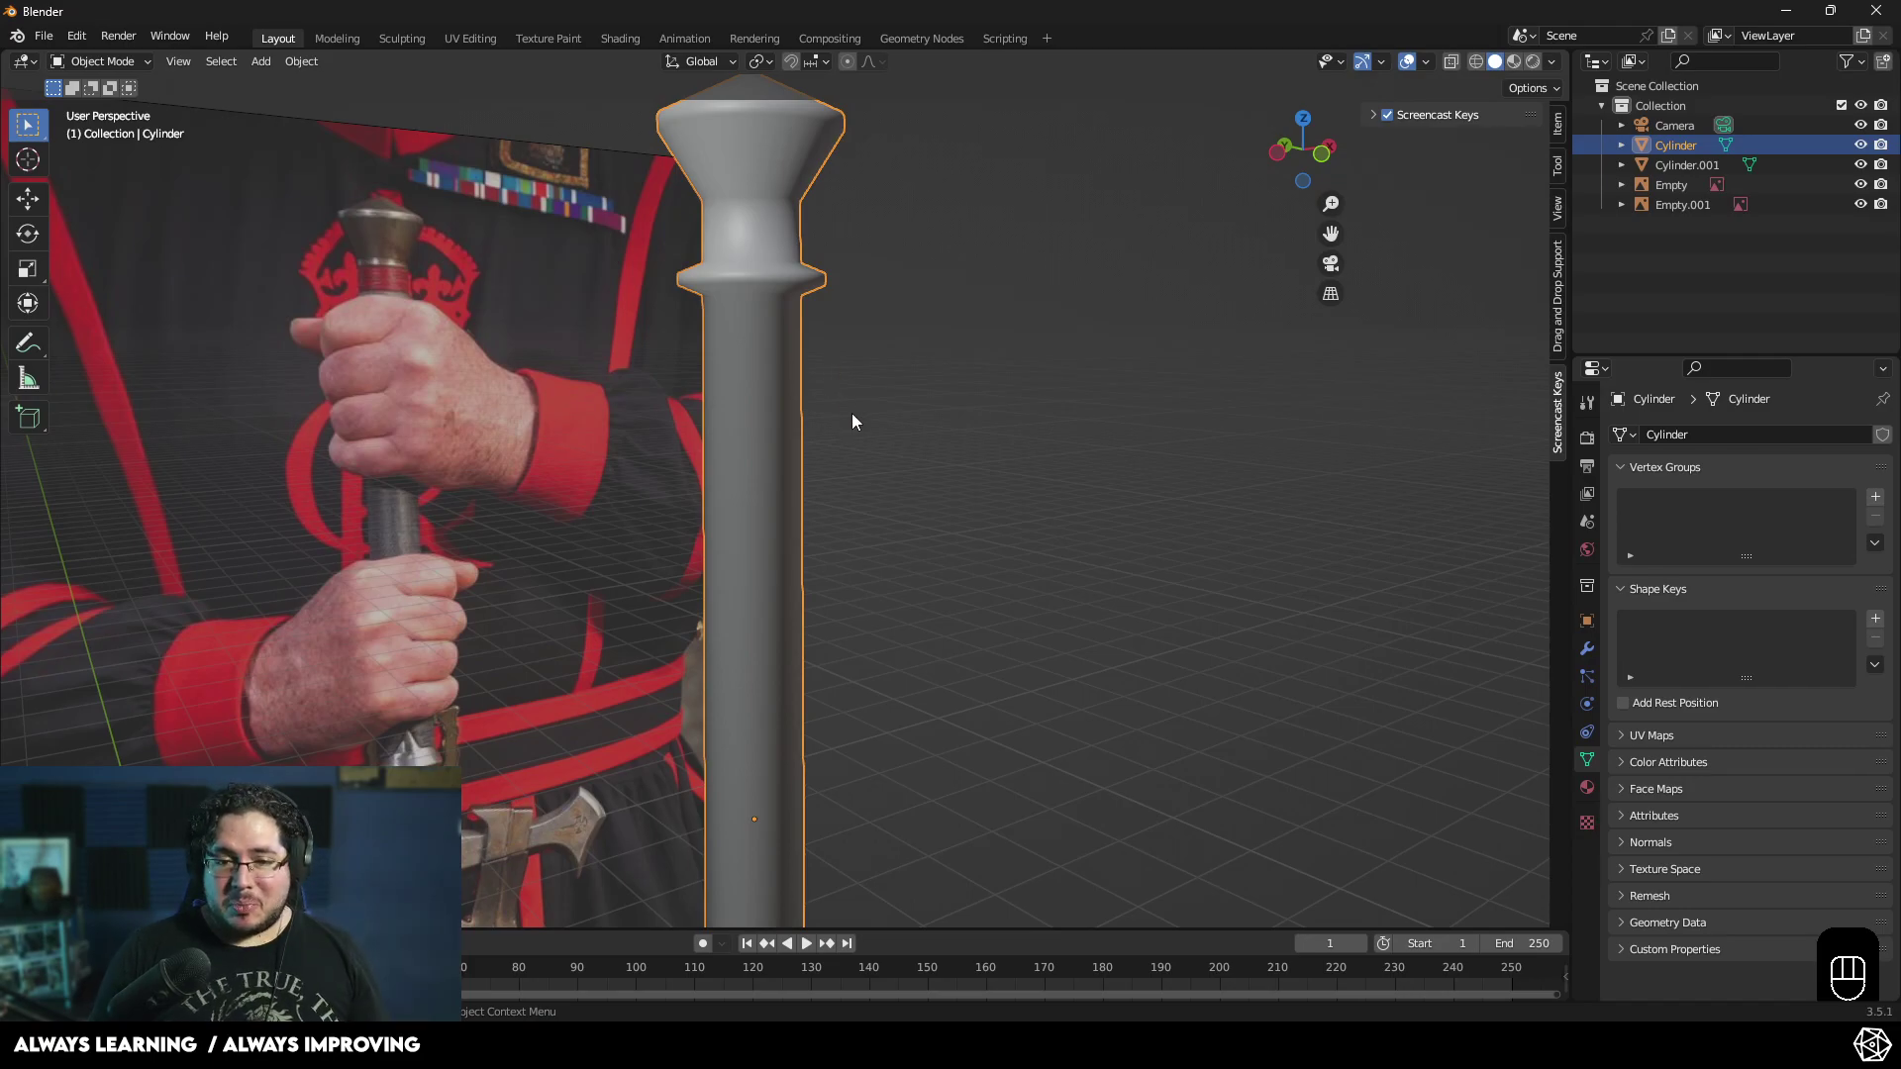
drag(847, 432, 864, 453)
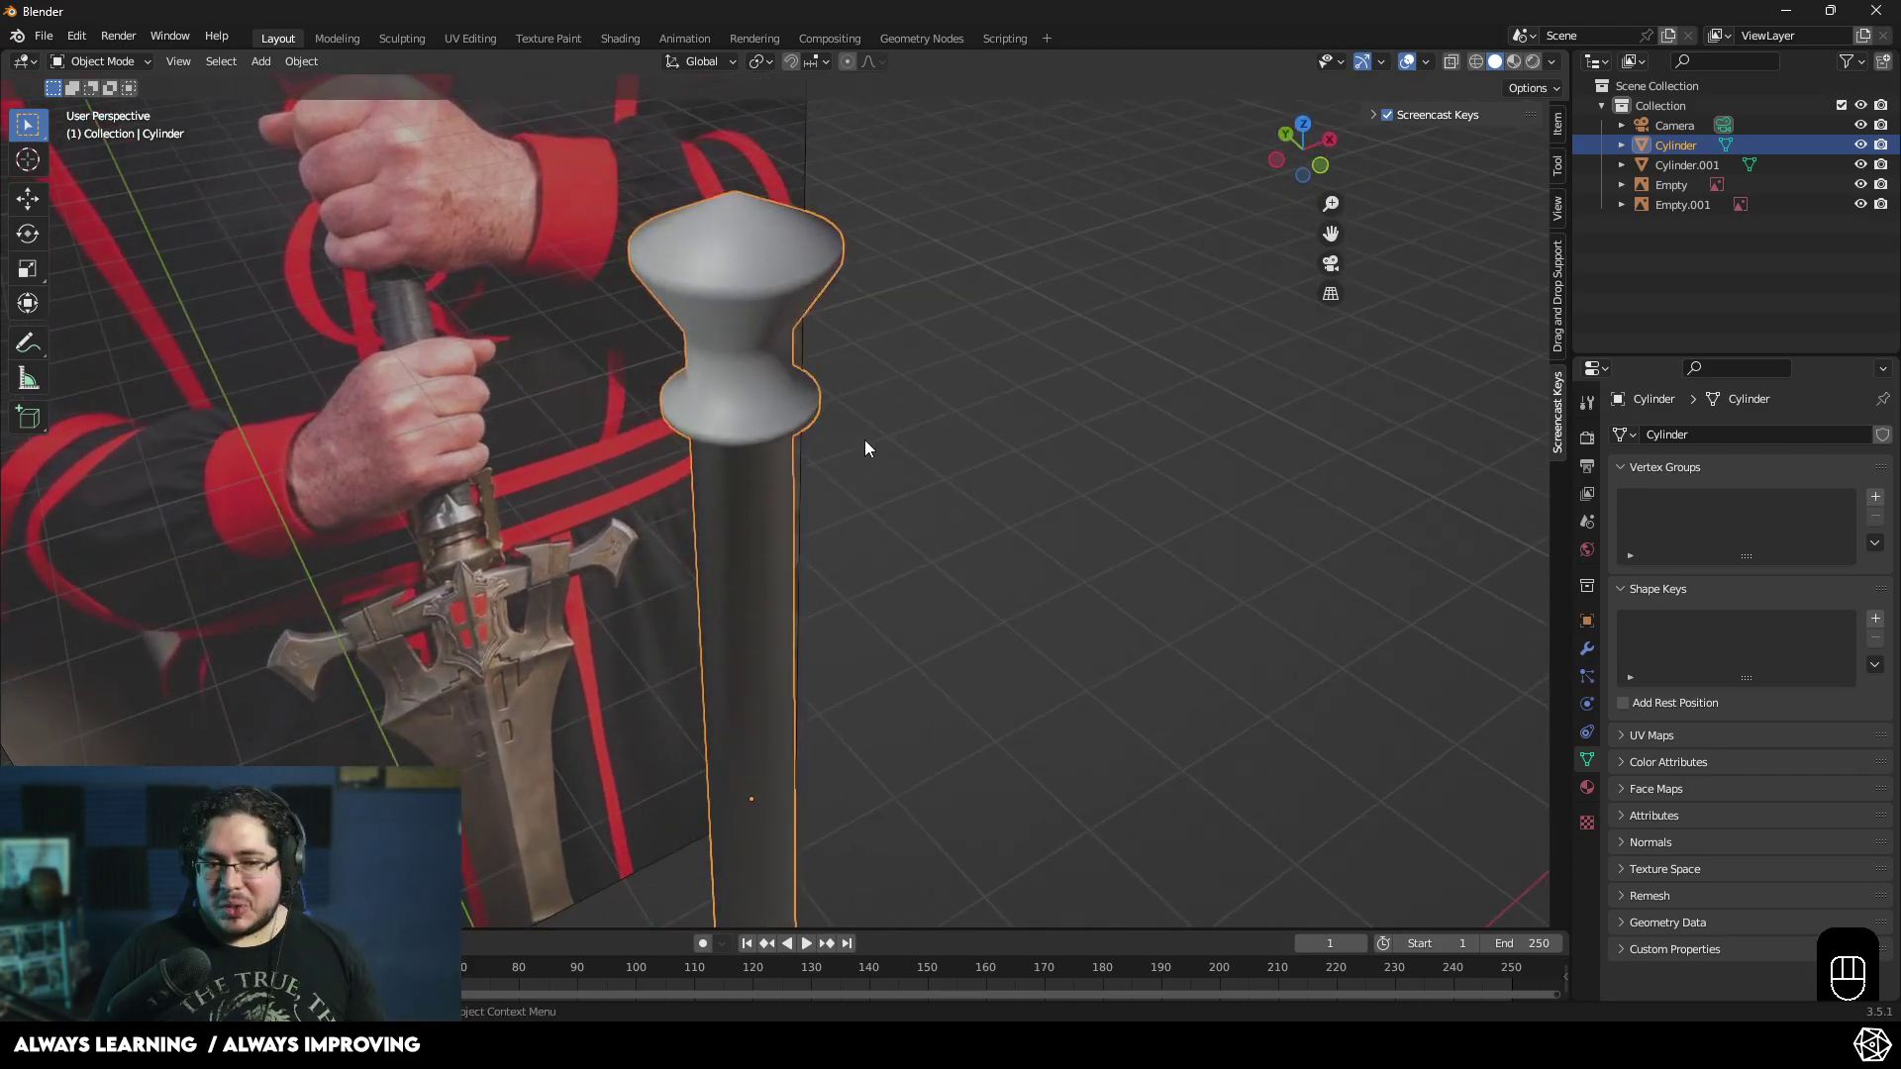
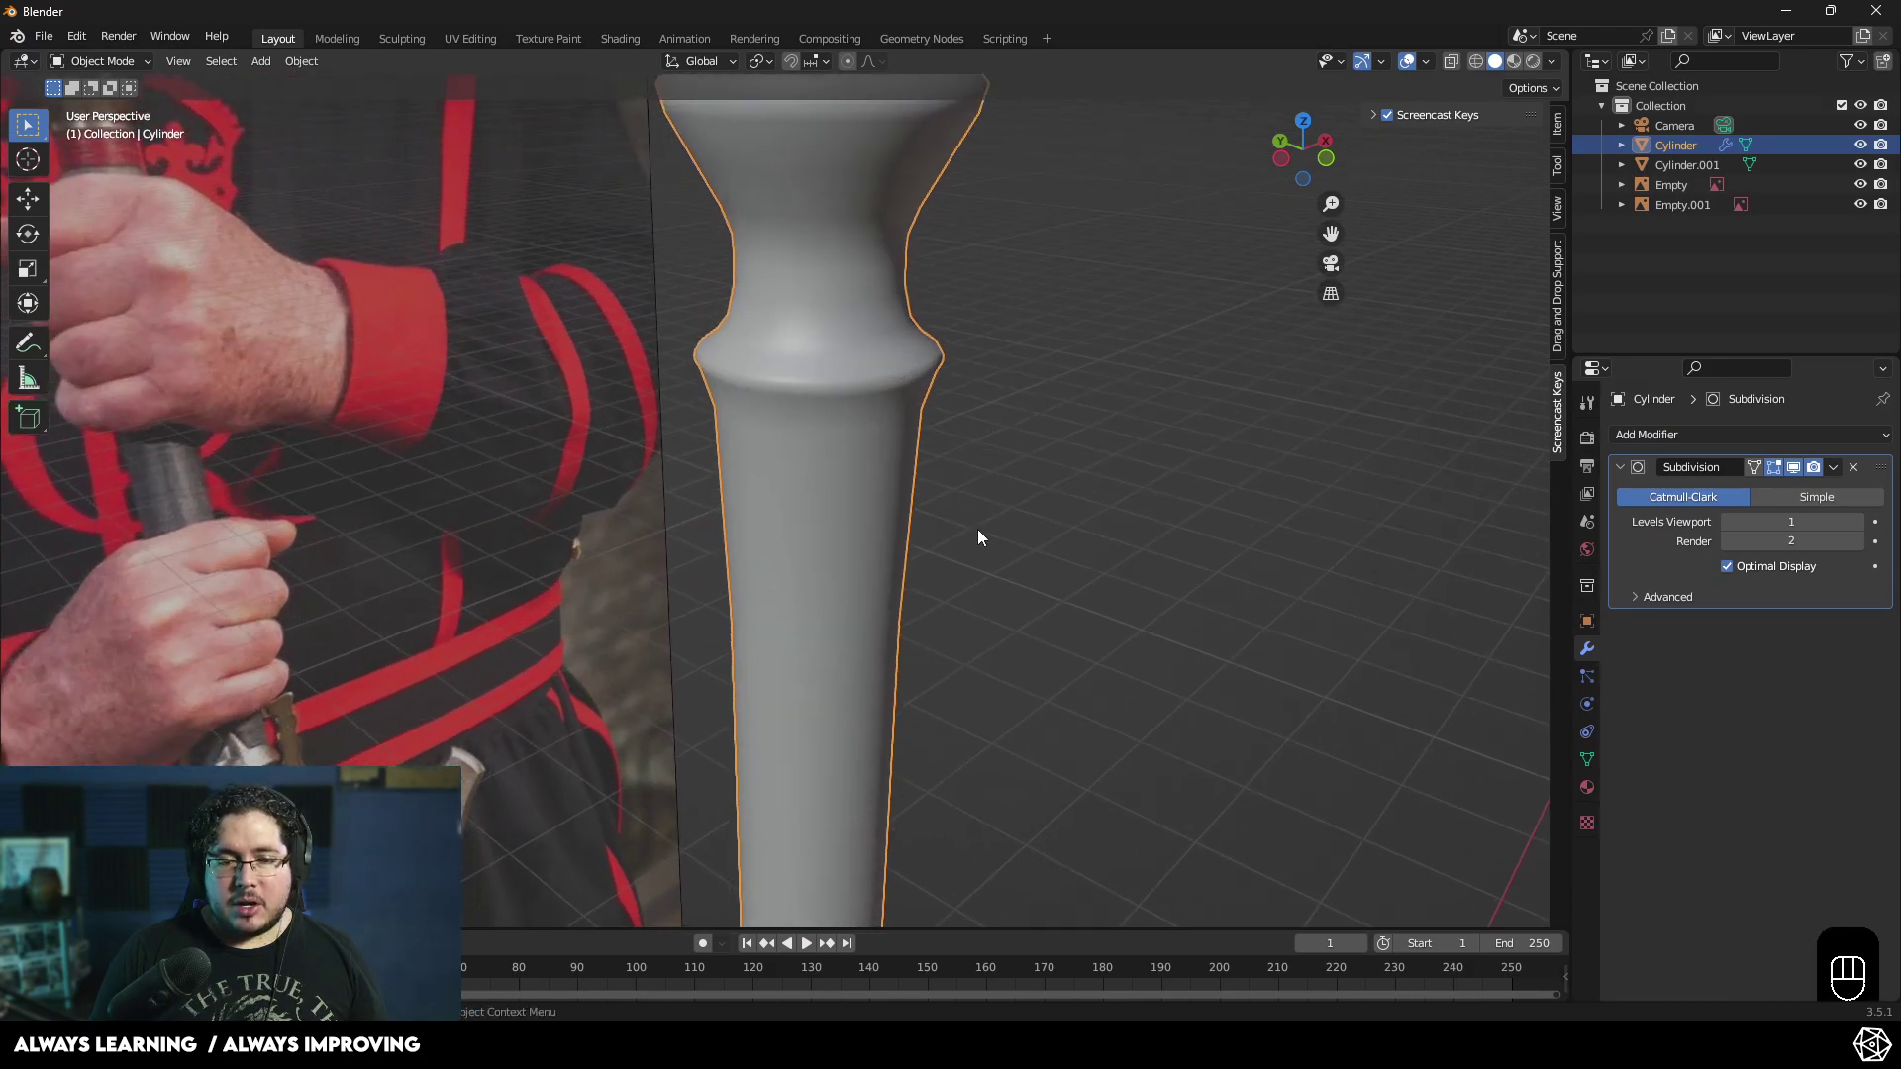
- Apply the grip's rotation and scale, then select its upper rim edge ring in Edit Mode
drag(1009, 482, 1060, 454)
middle_click(948, 738)
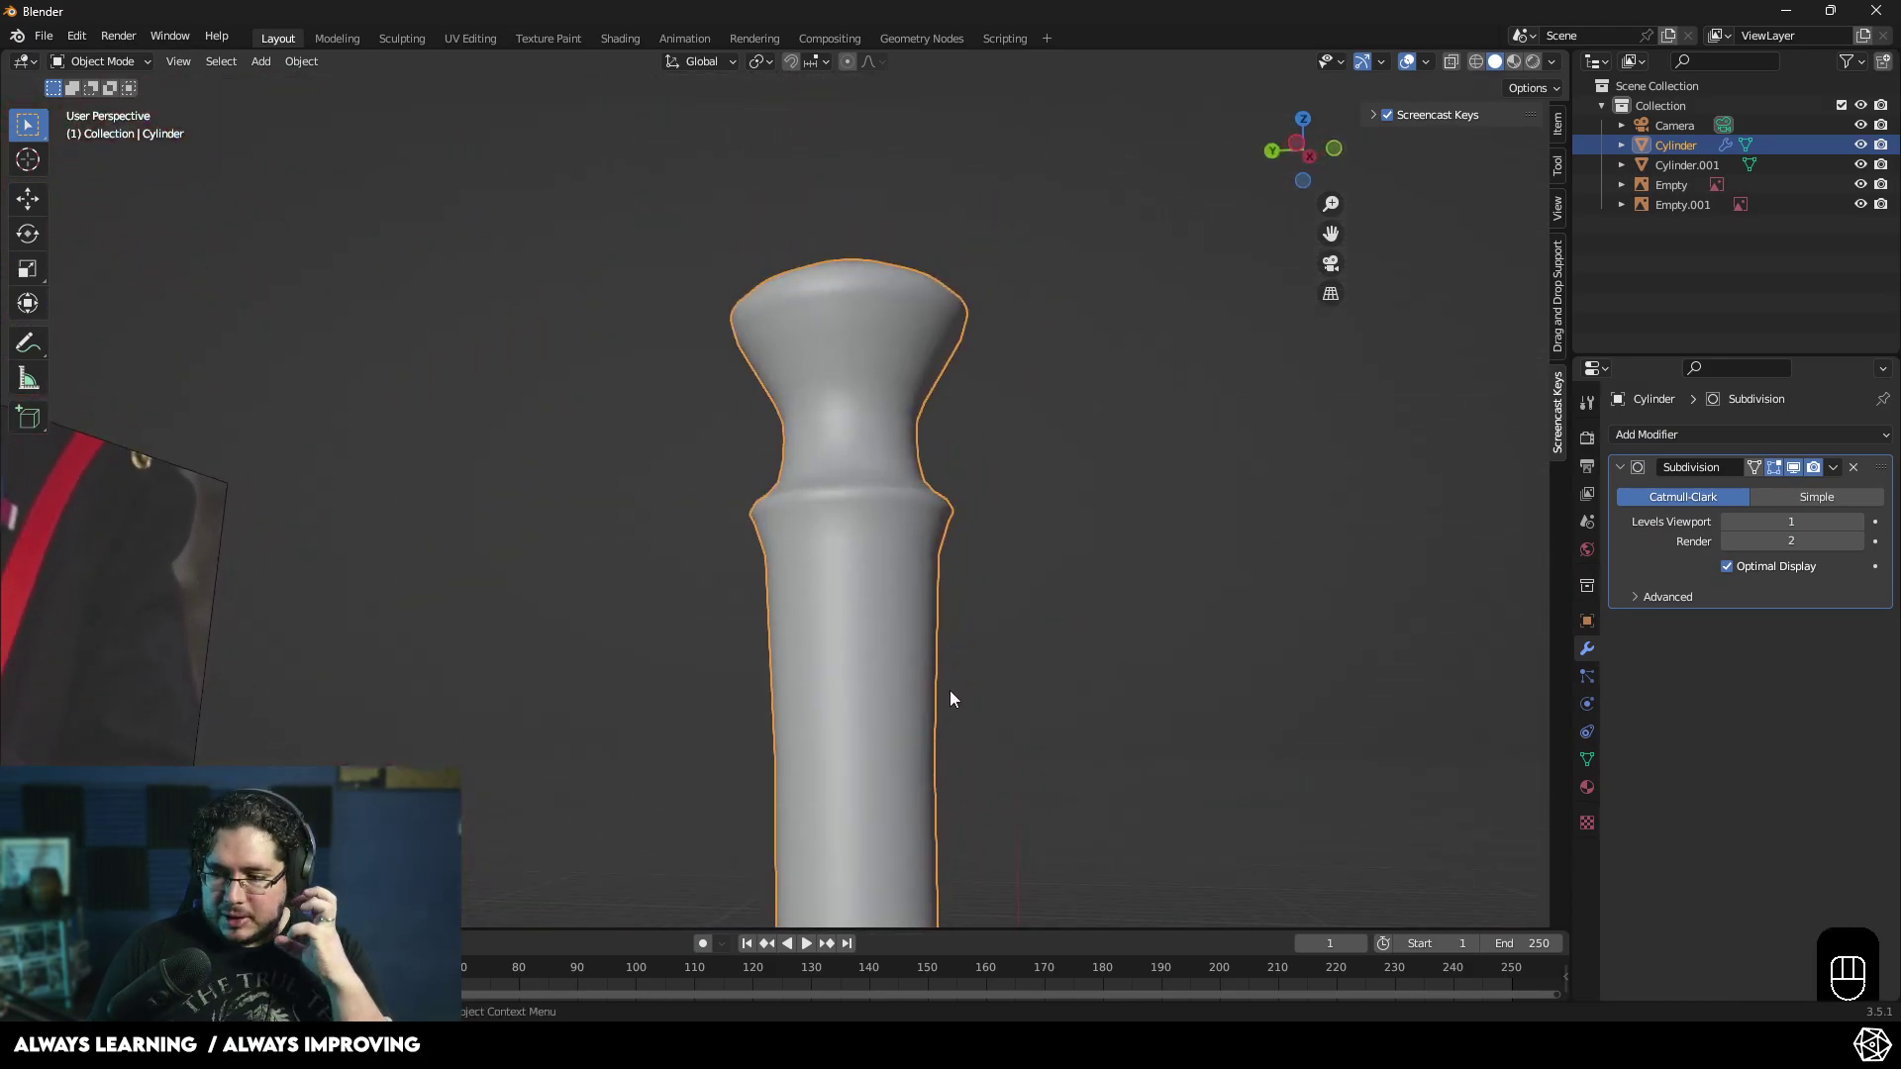
drag(906, 595, 893, 623)
click(829, 515)
key(Tab)
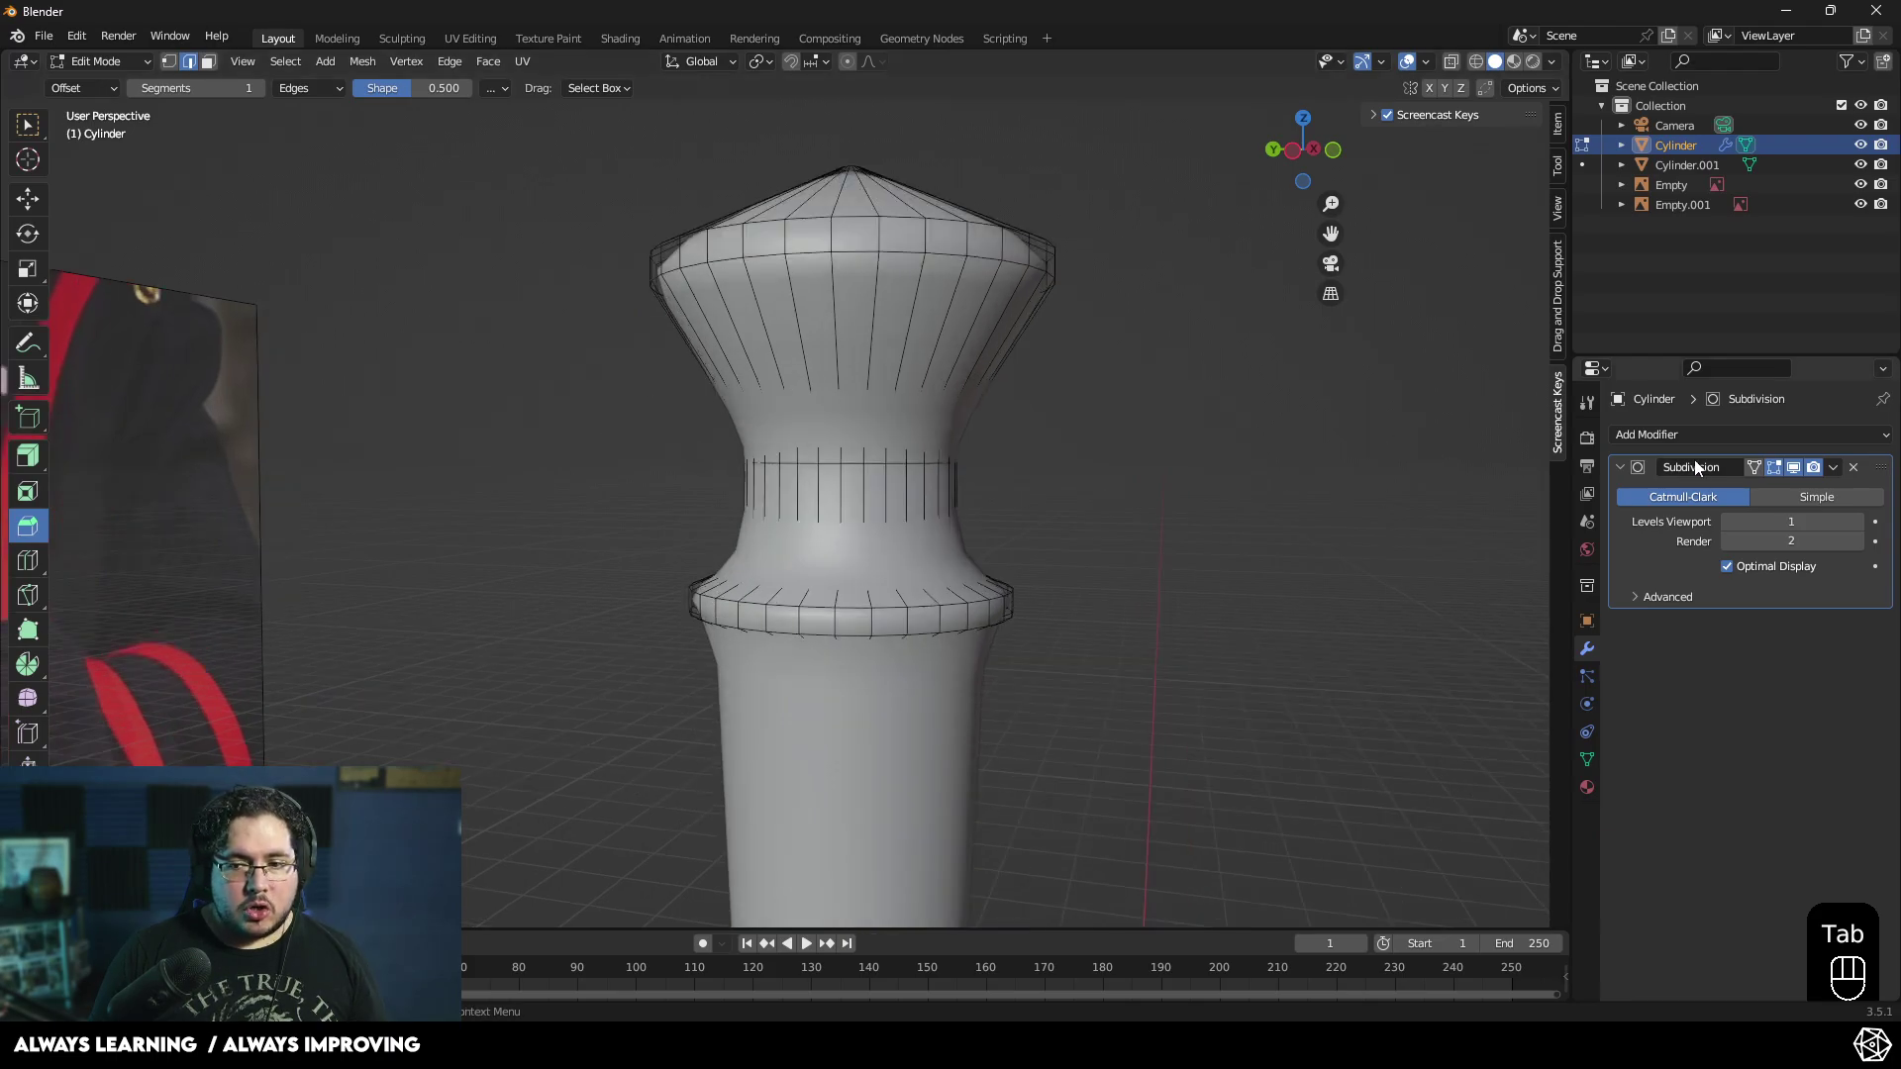
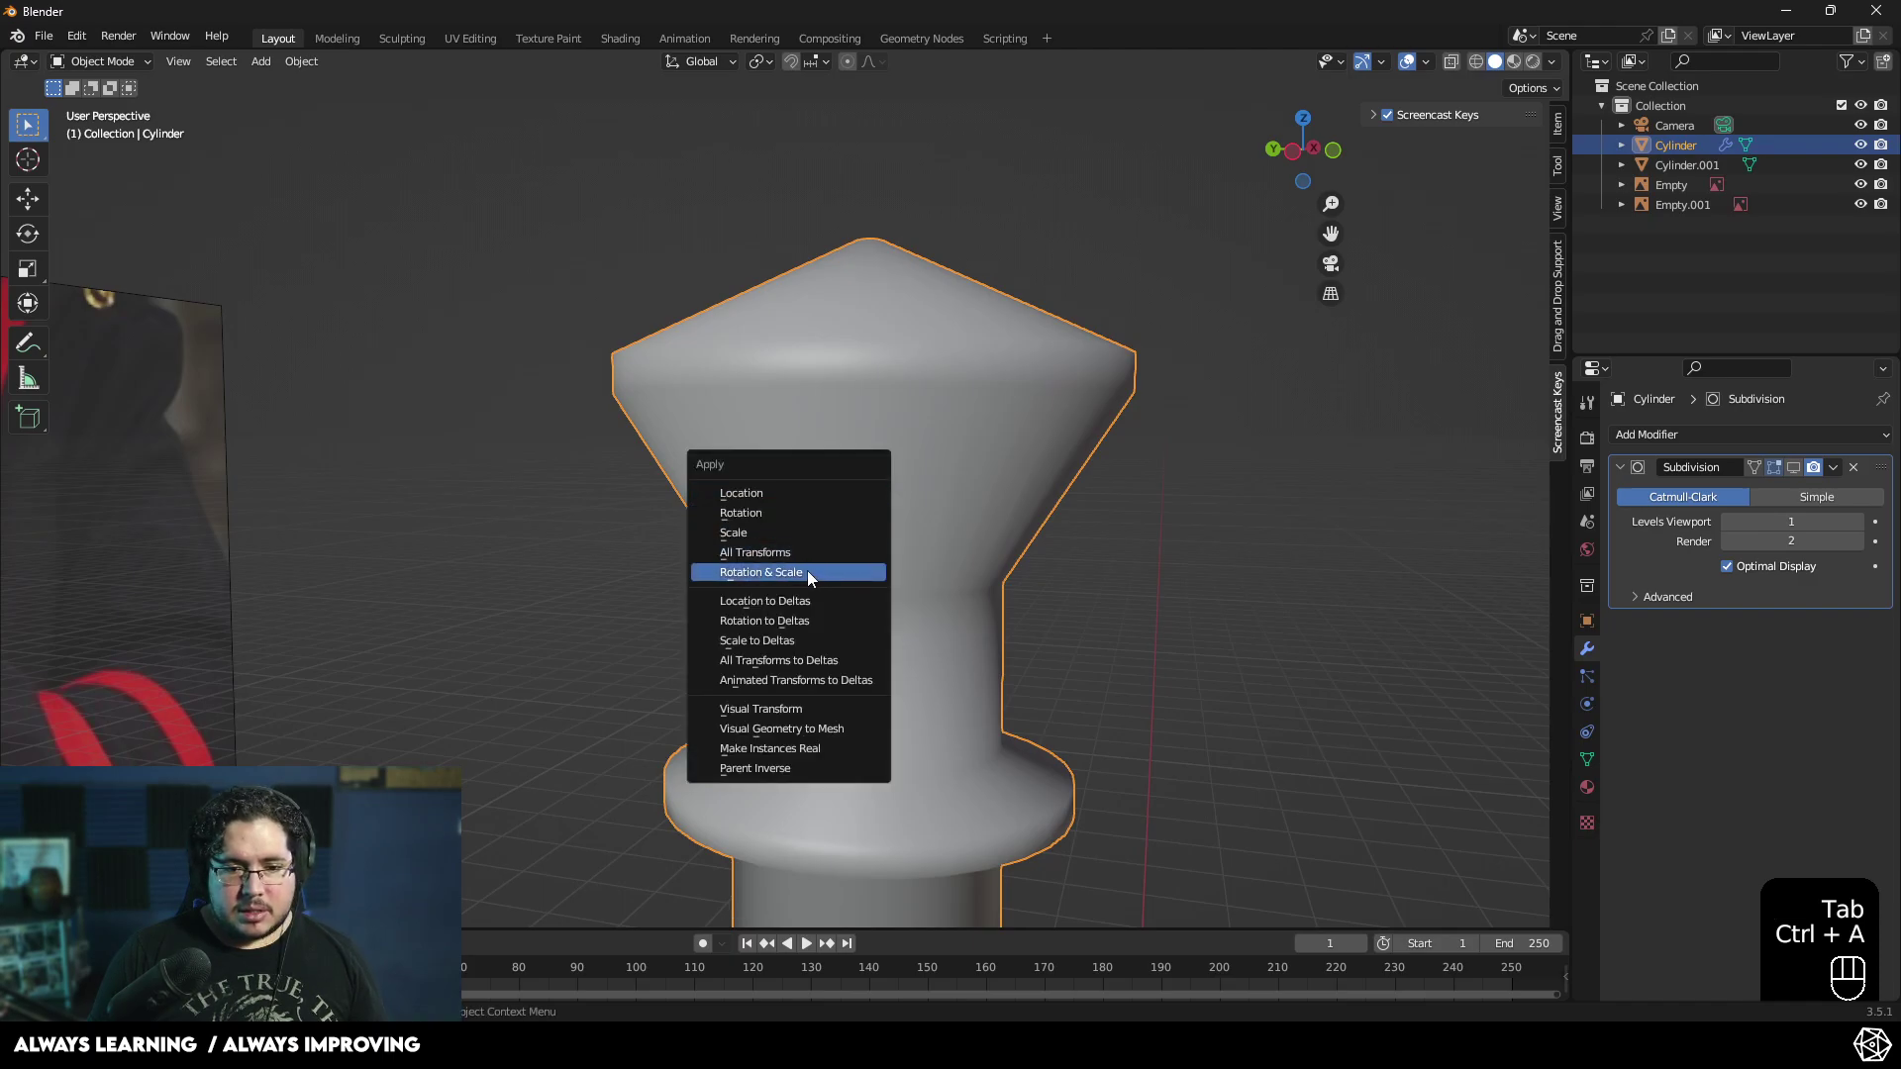
key(Tab)
key(2)
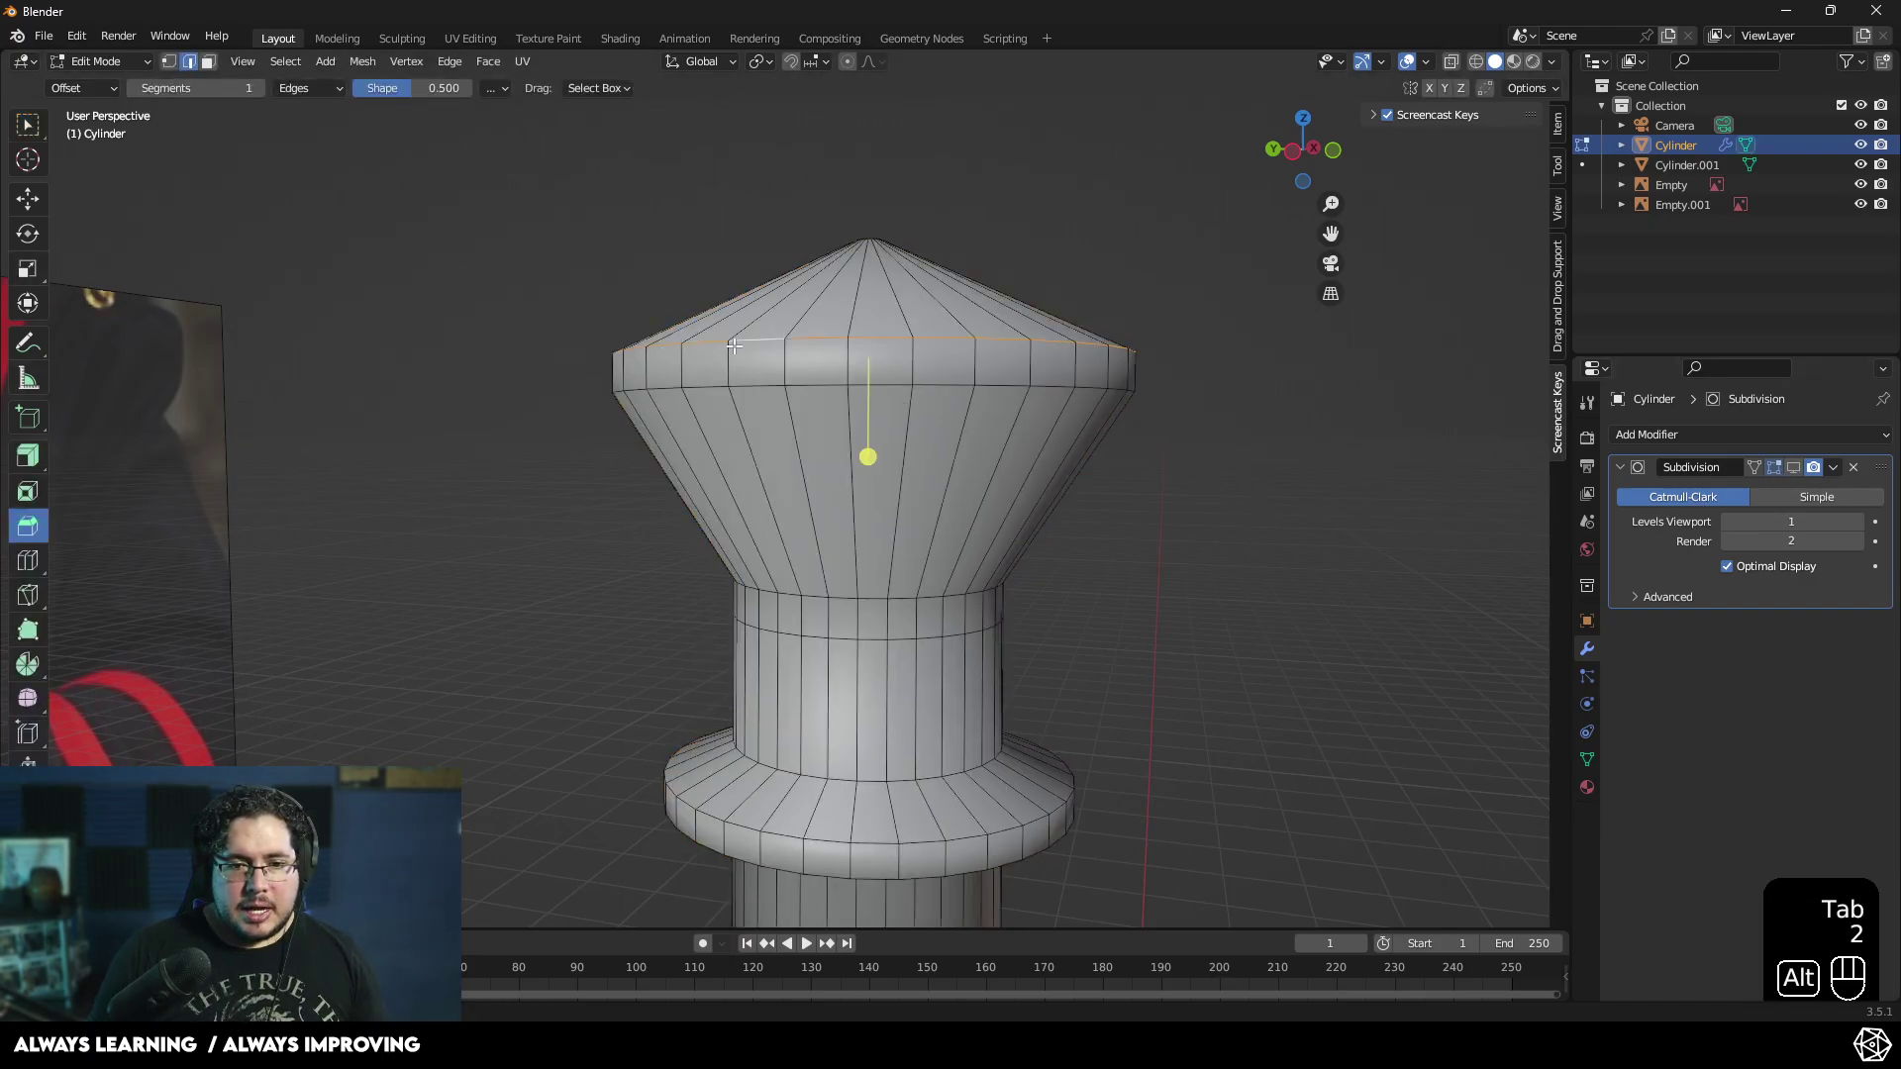
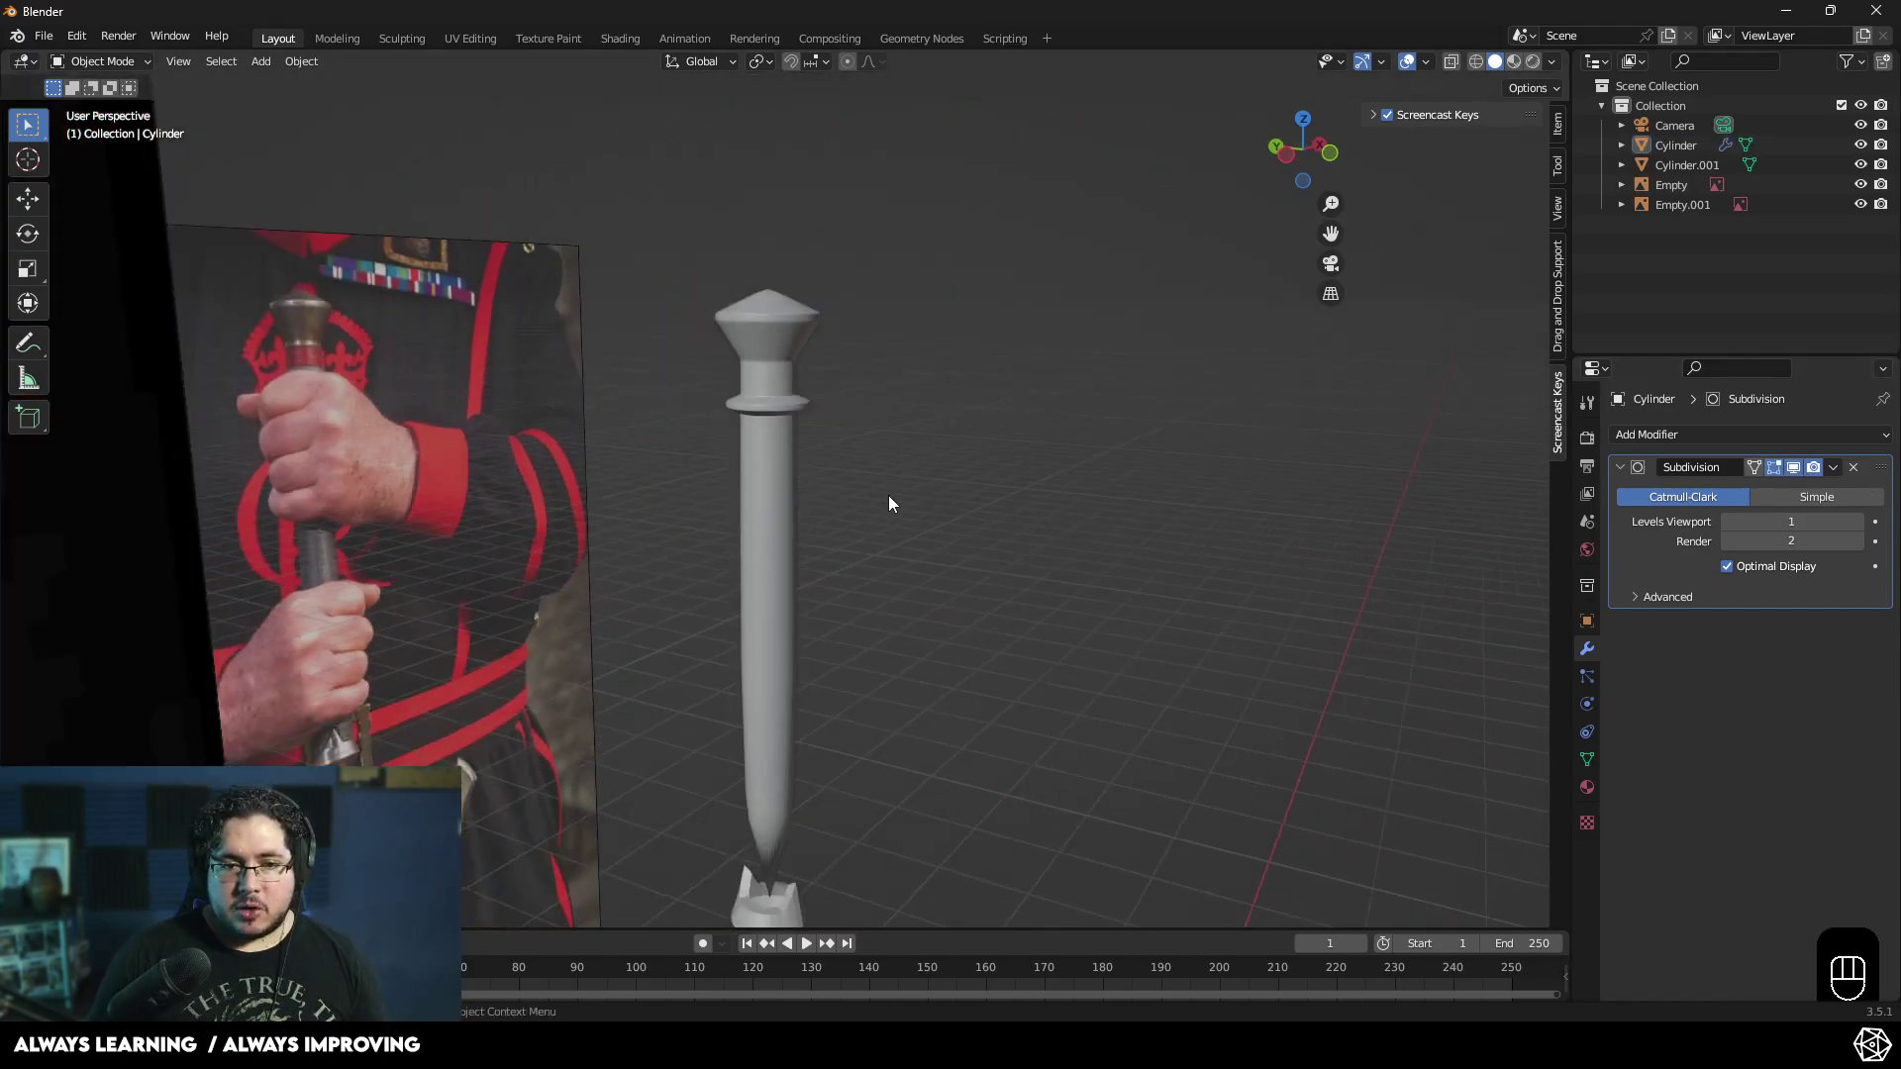
- Select the grip and isolate it in local view for editing its bottom rim
middle_click(862, 385)
middle_click(873, 375)
click(823, 505)
key(Tab)
key(Tab)
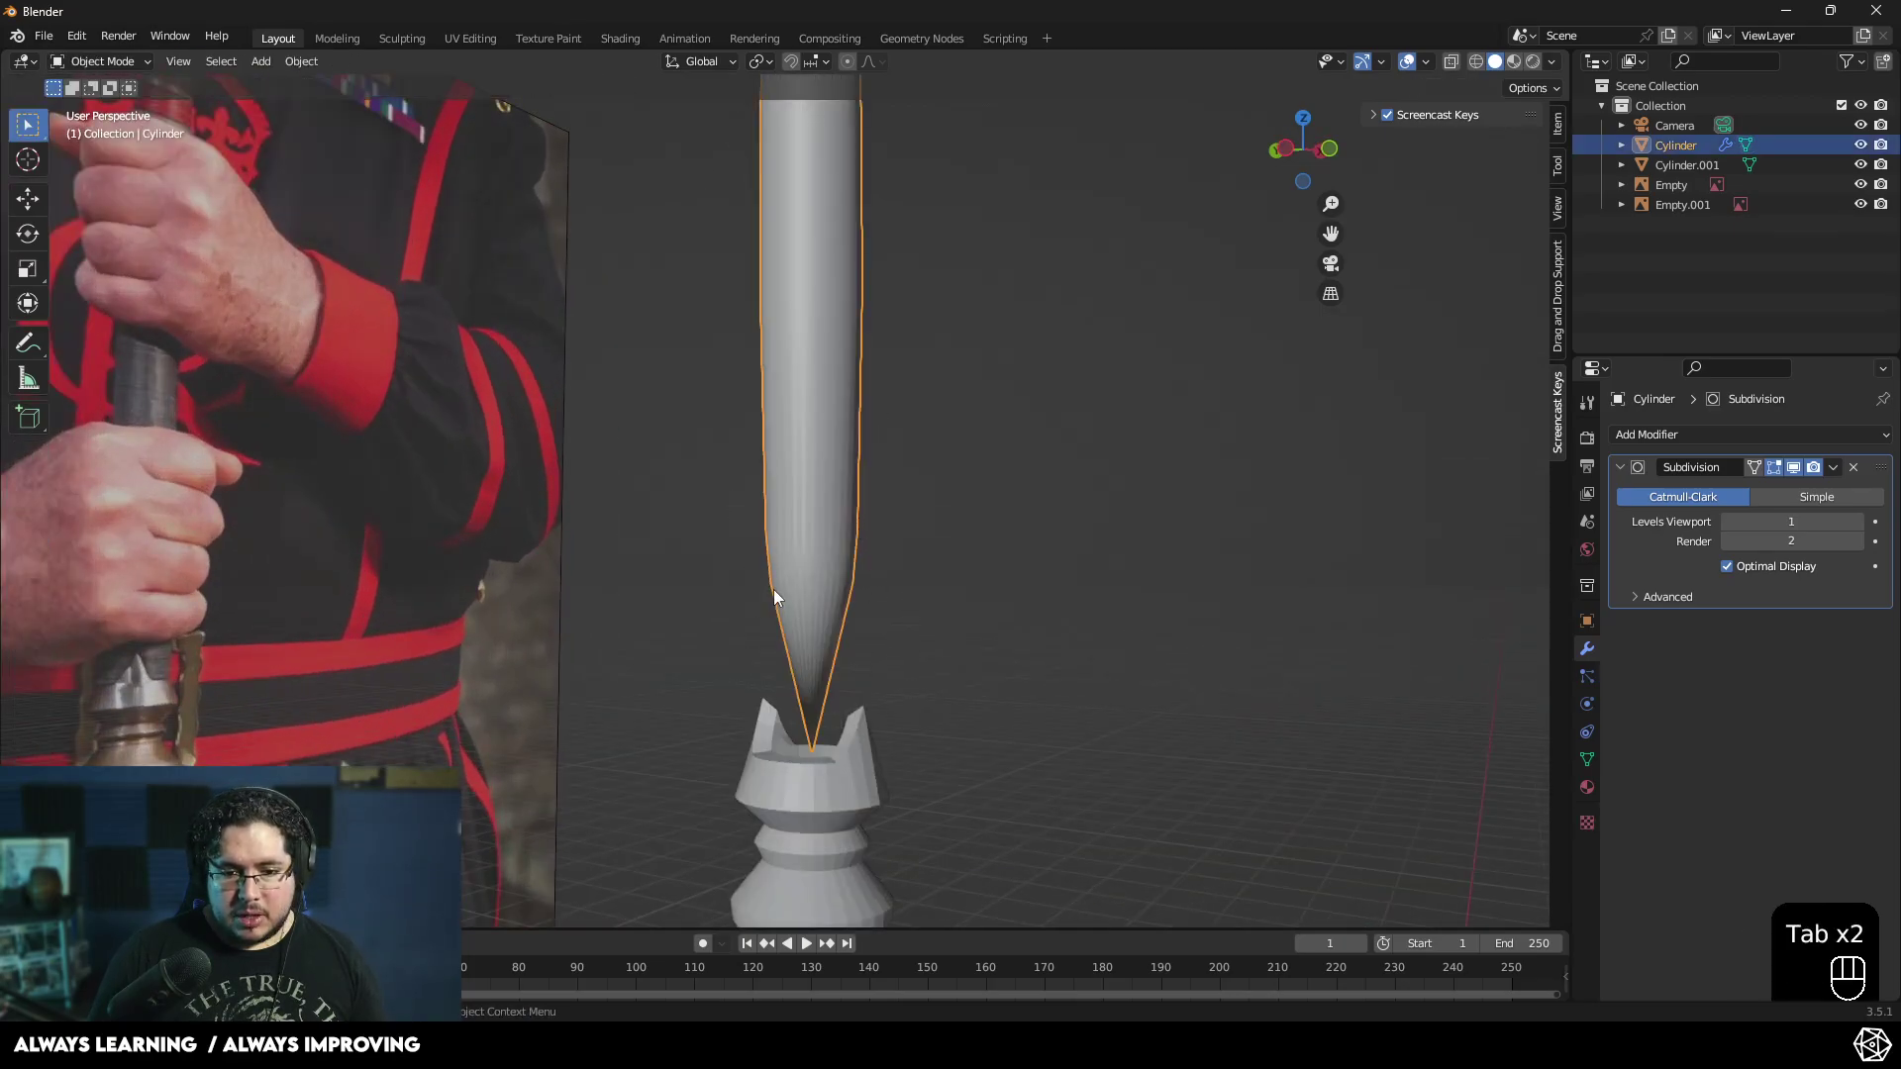
key(KP_Divide)
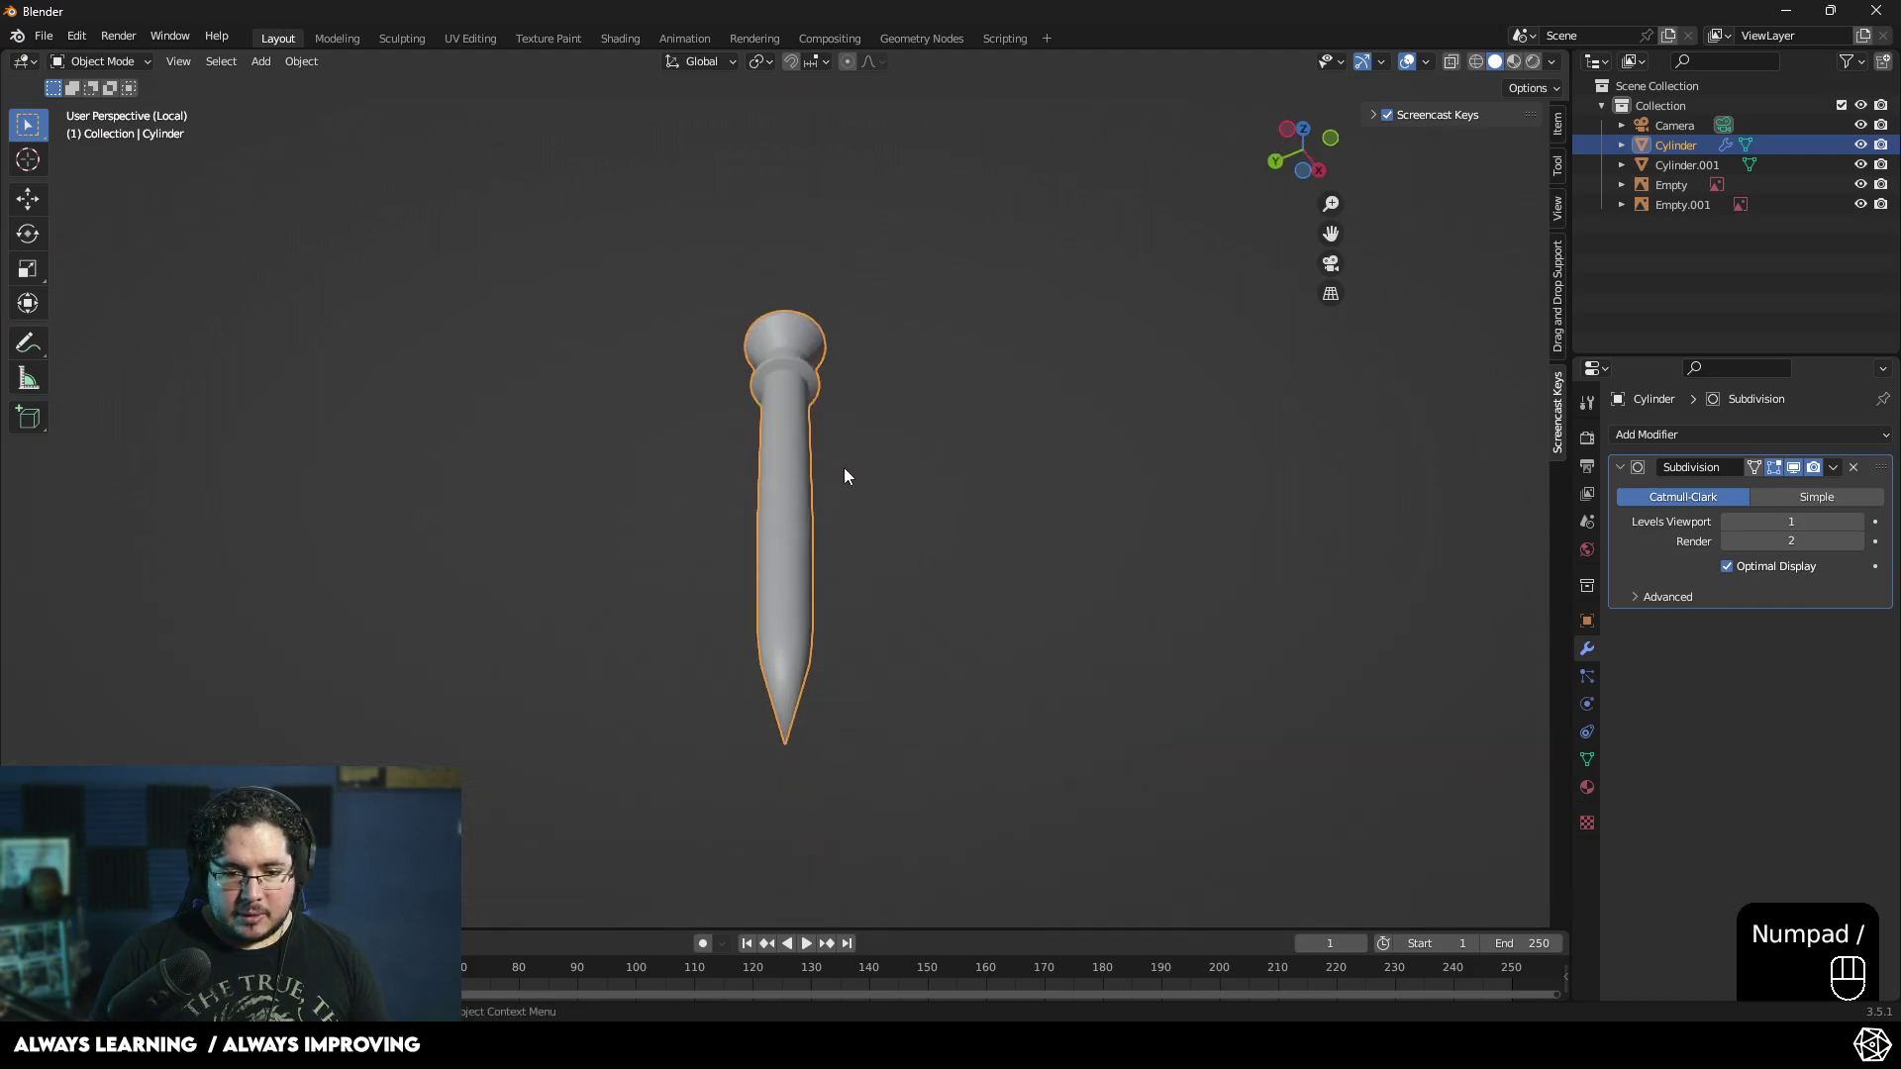
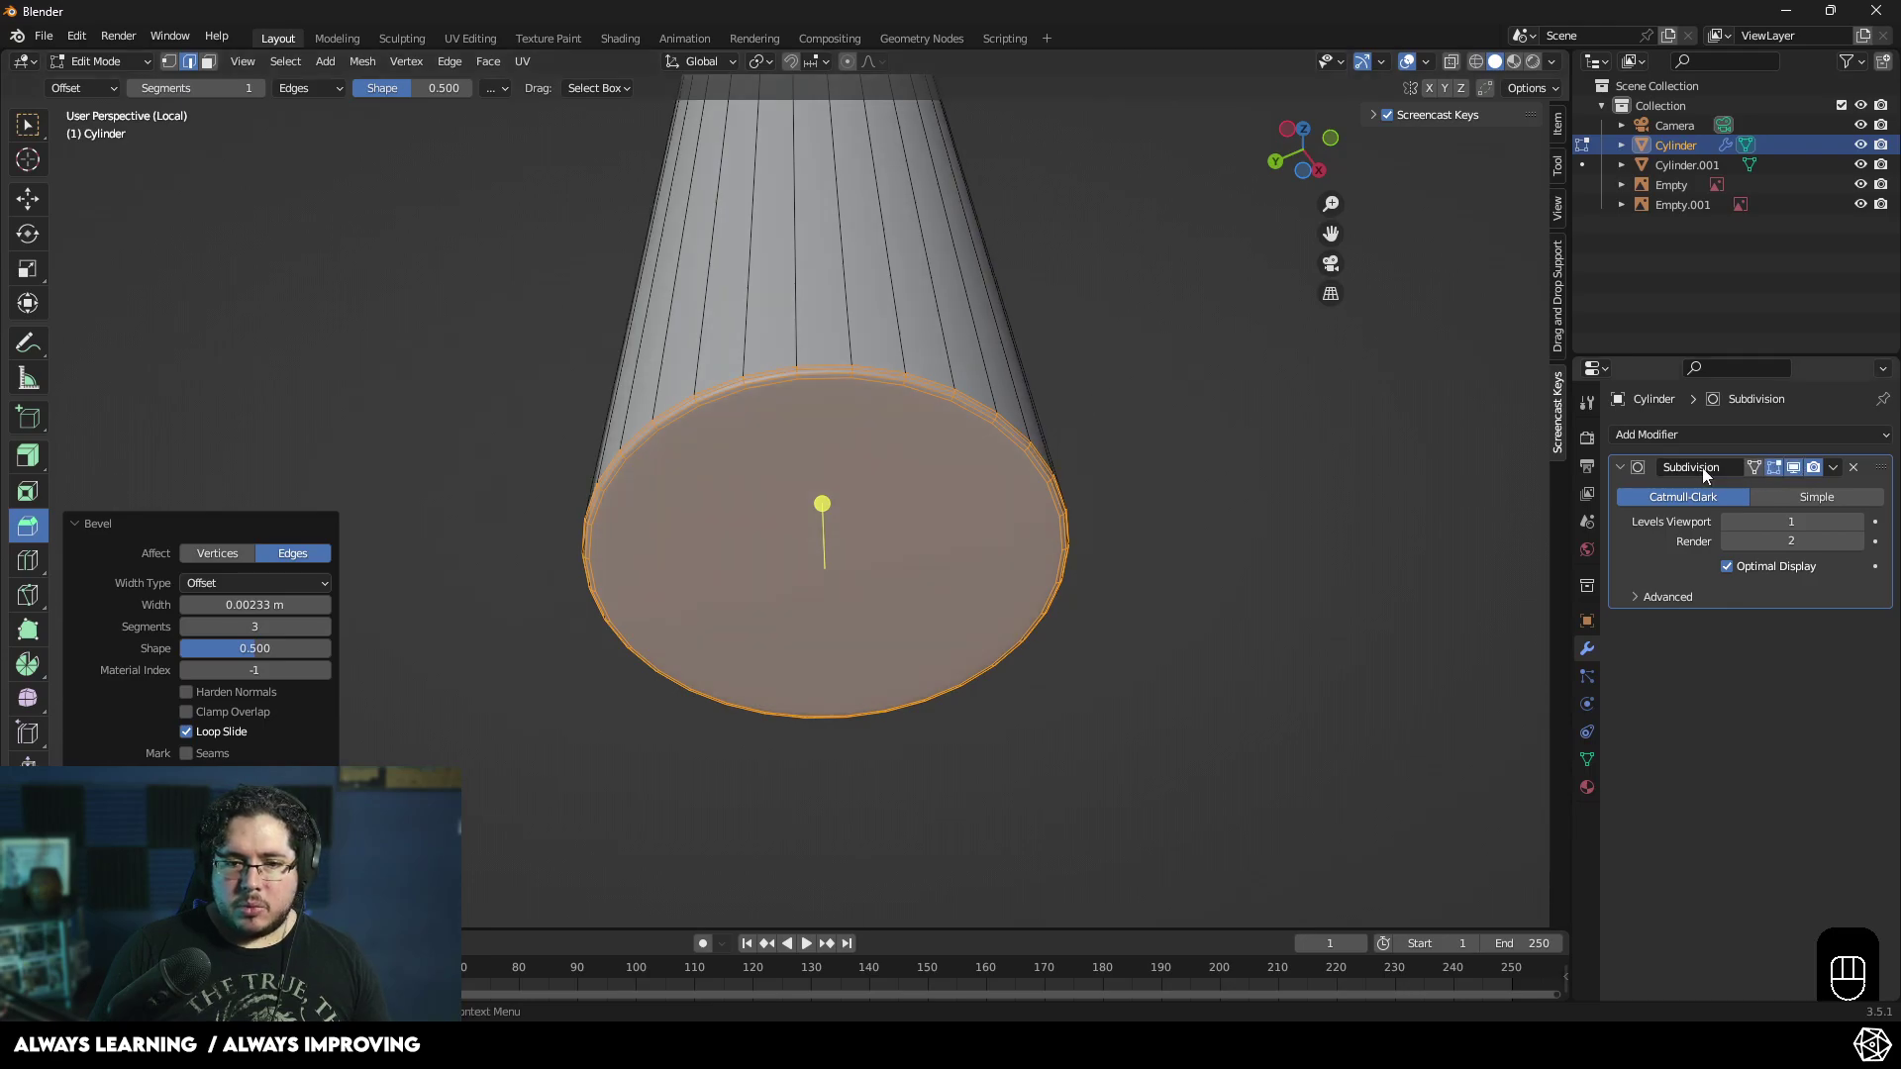
- Check the smoothed grip's flat bottom from the front, then exit local view to the full scene
key(Tab)
middle_click(1034, 530)
drag(935, 501, 883, 498)
key(KP_1)
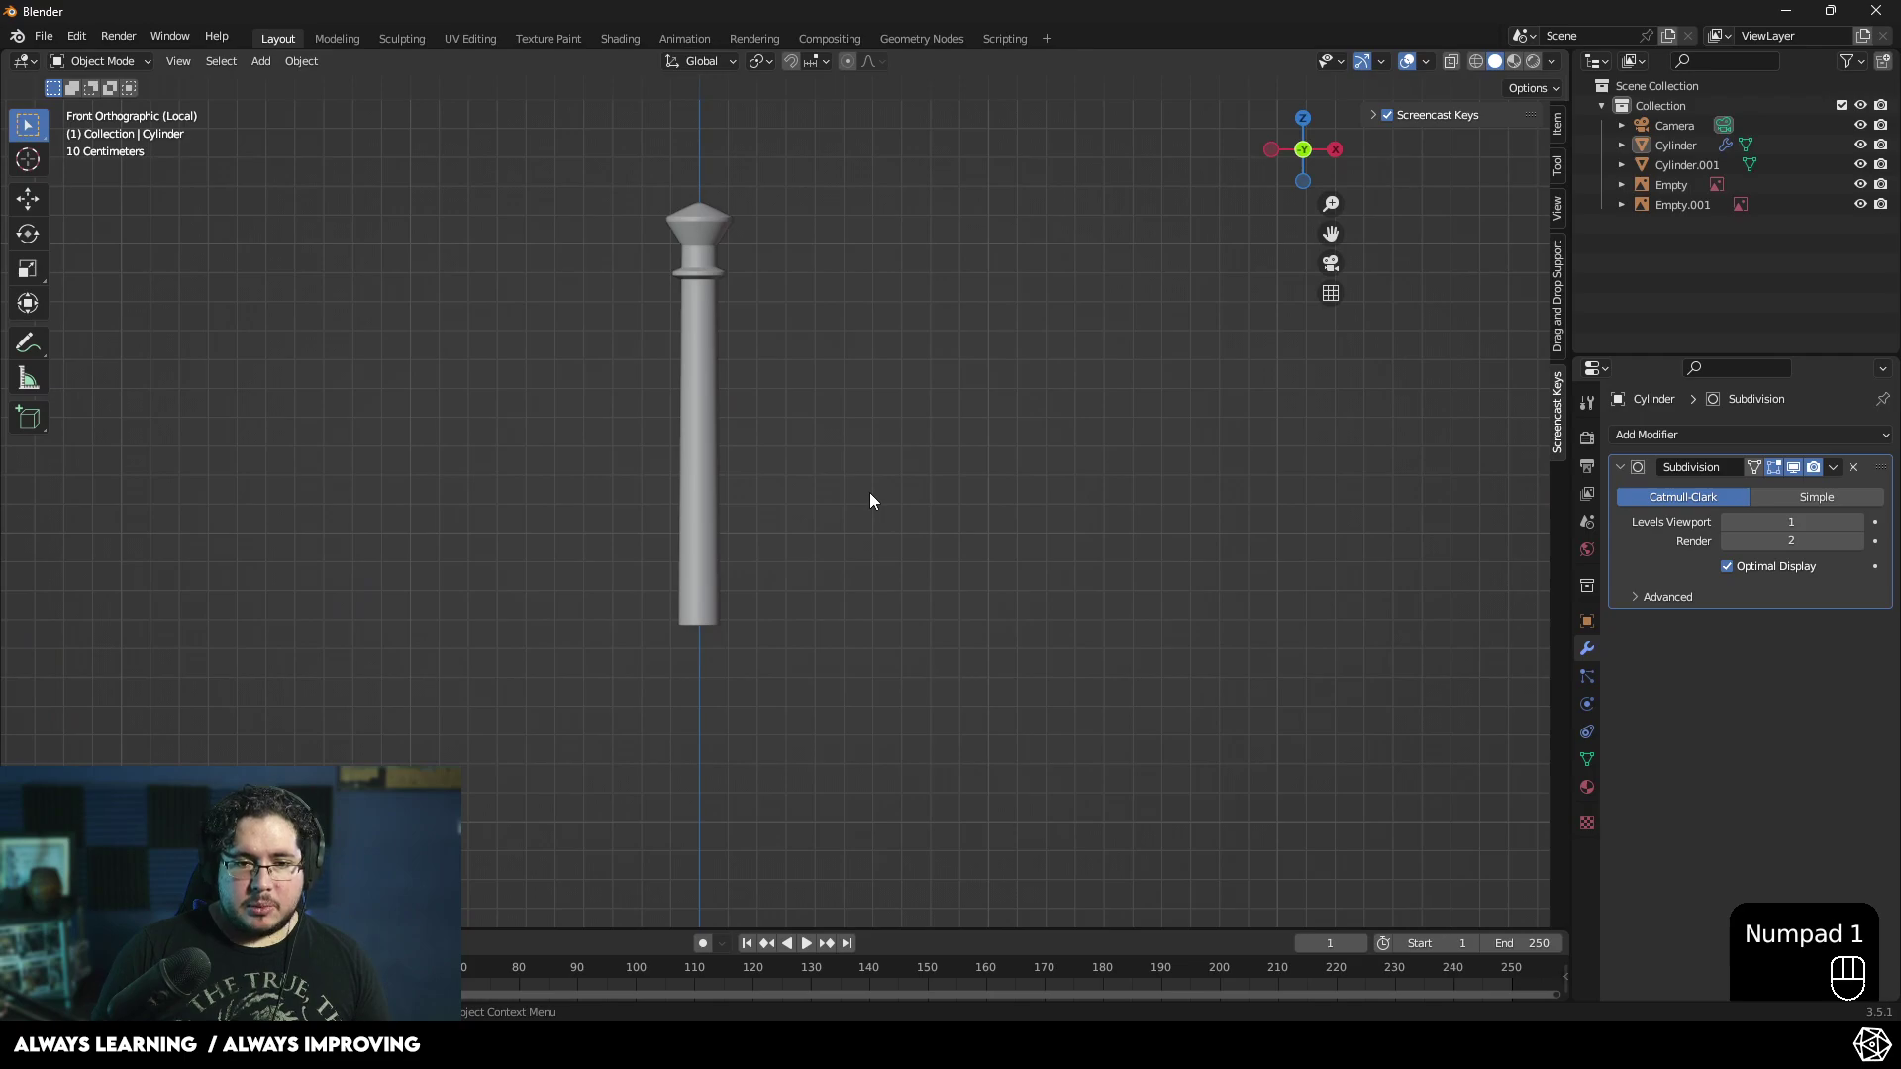
middle_click(759, 511)
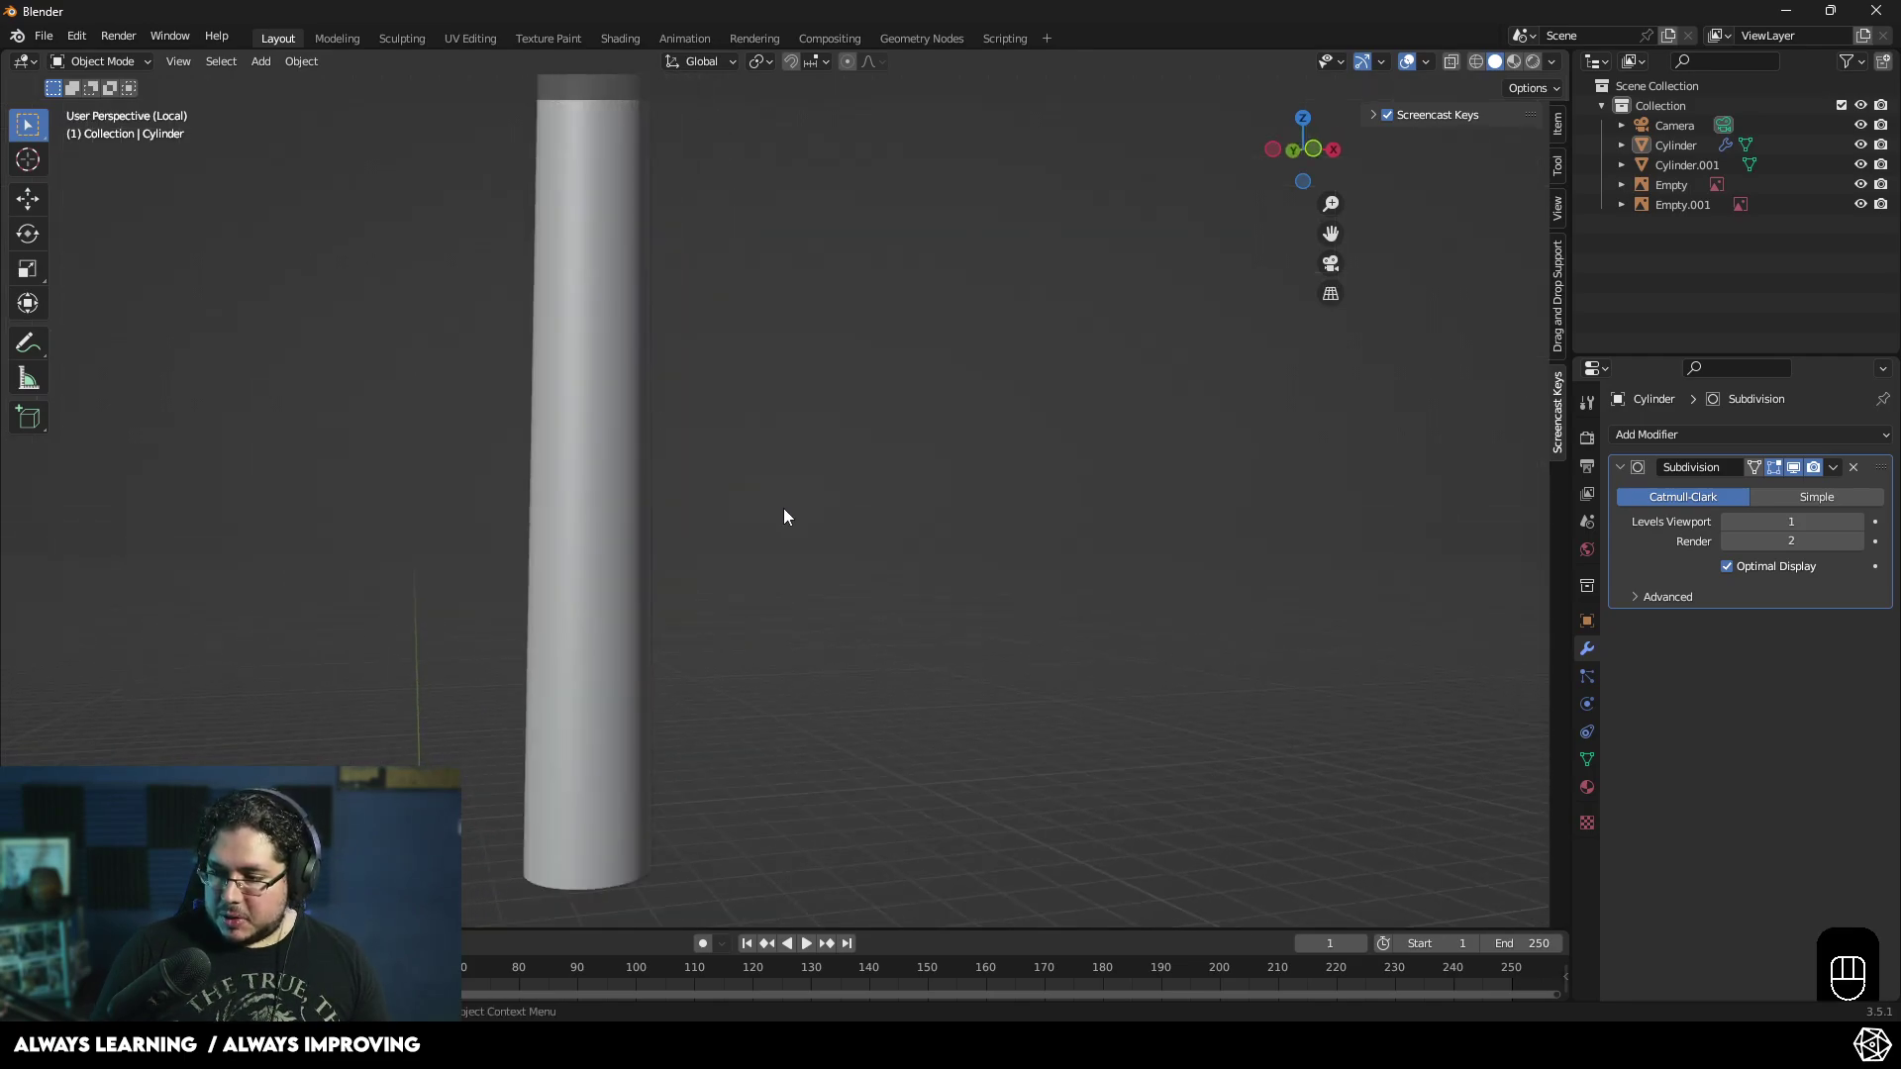
key(Tab)
key(Tab)
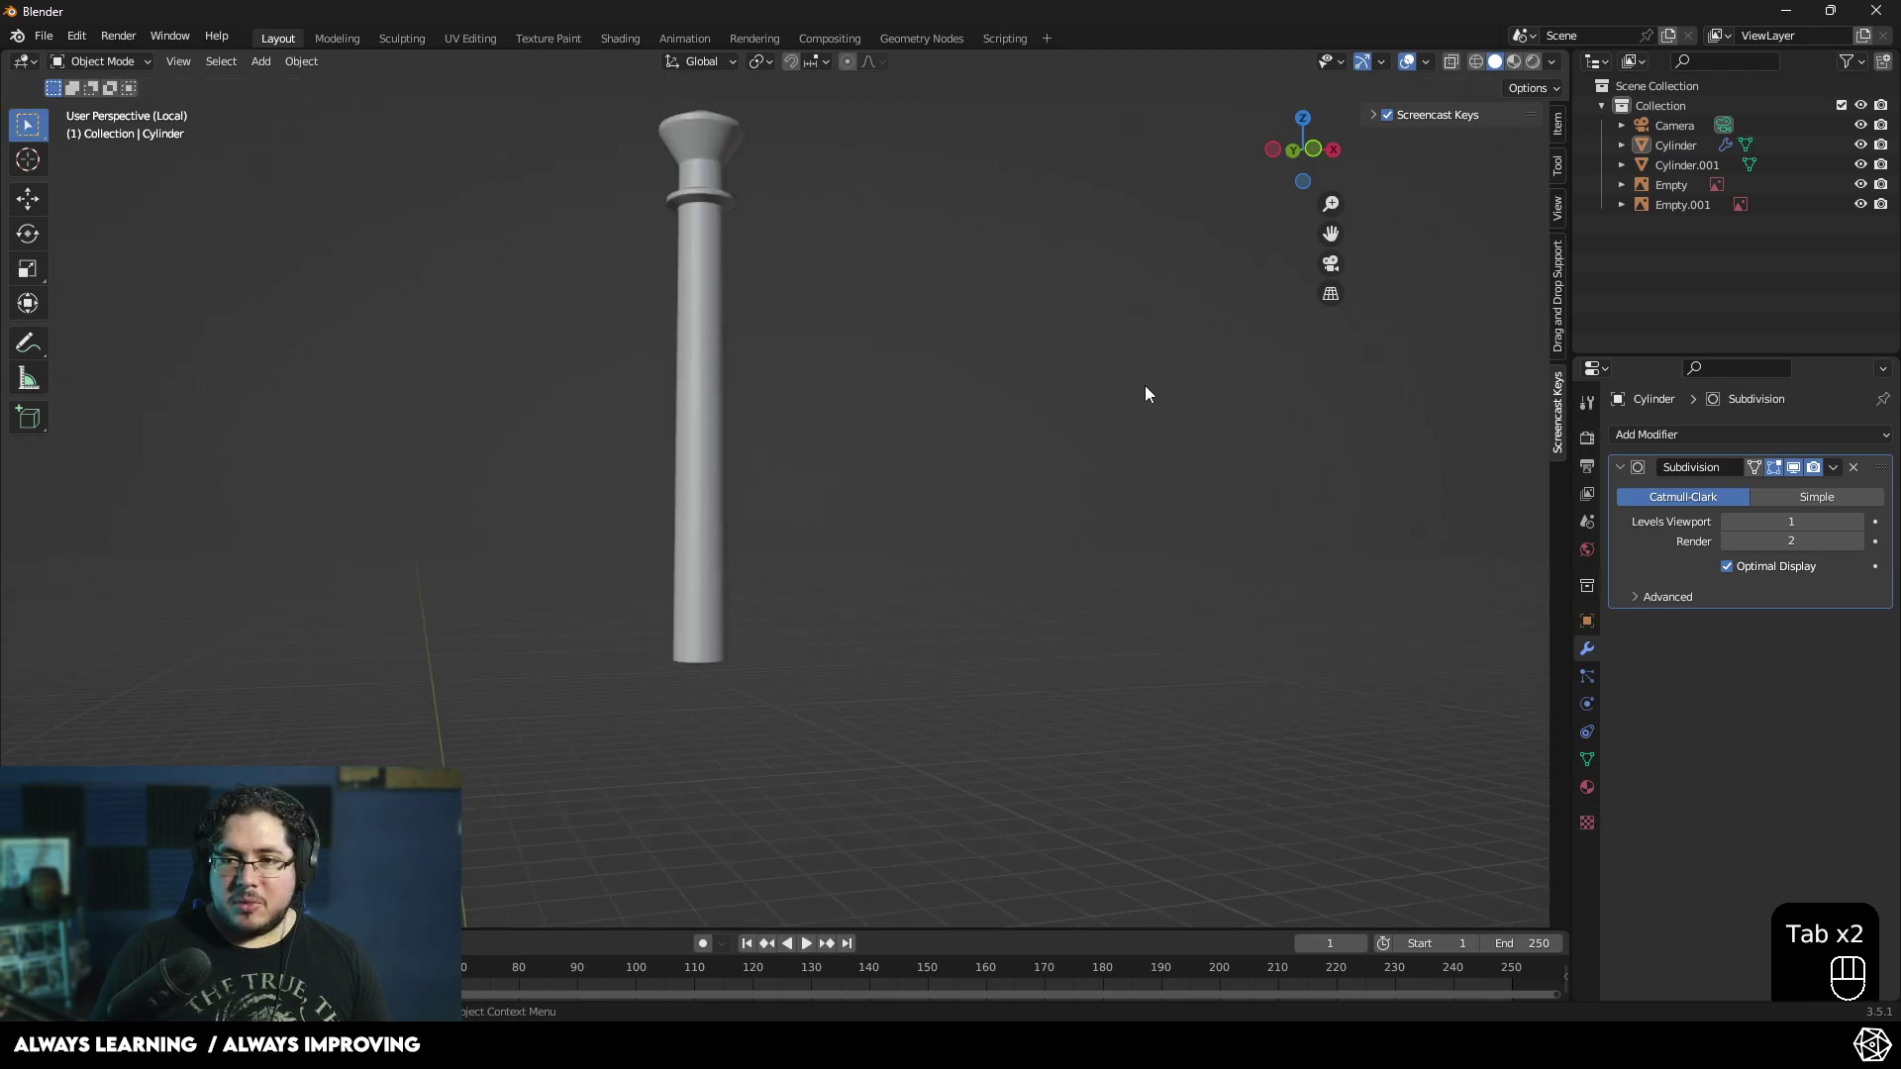
key(KP_Divide)
- Select Cylinder.001, add a Subdivision Surface modifier and bevel its ridge edge loops with 2 segments
middle_click(830, 254)
drag(901, 258, 904, 272)
click(898, 284)
middle_click(901, 343)
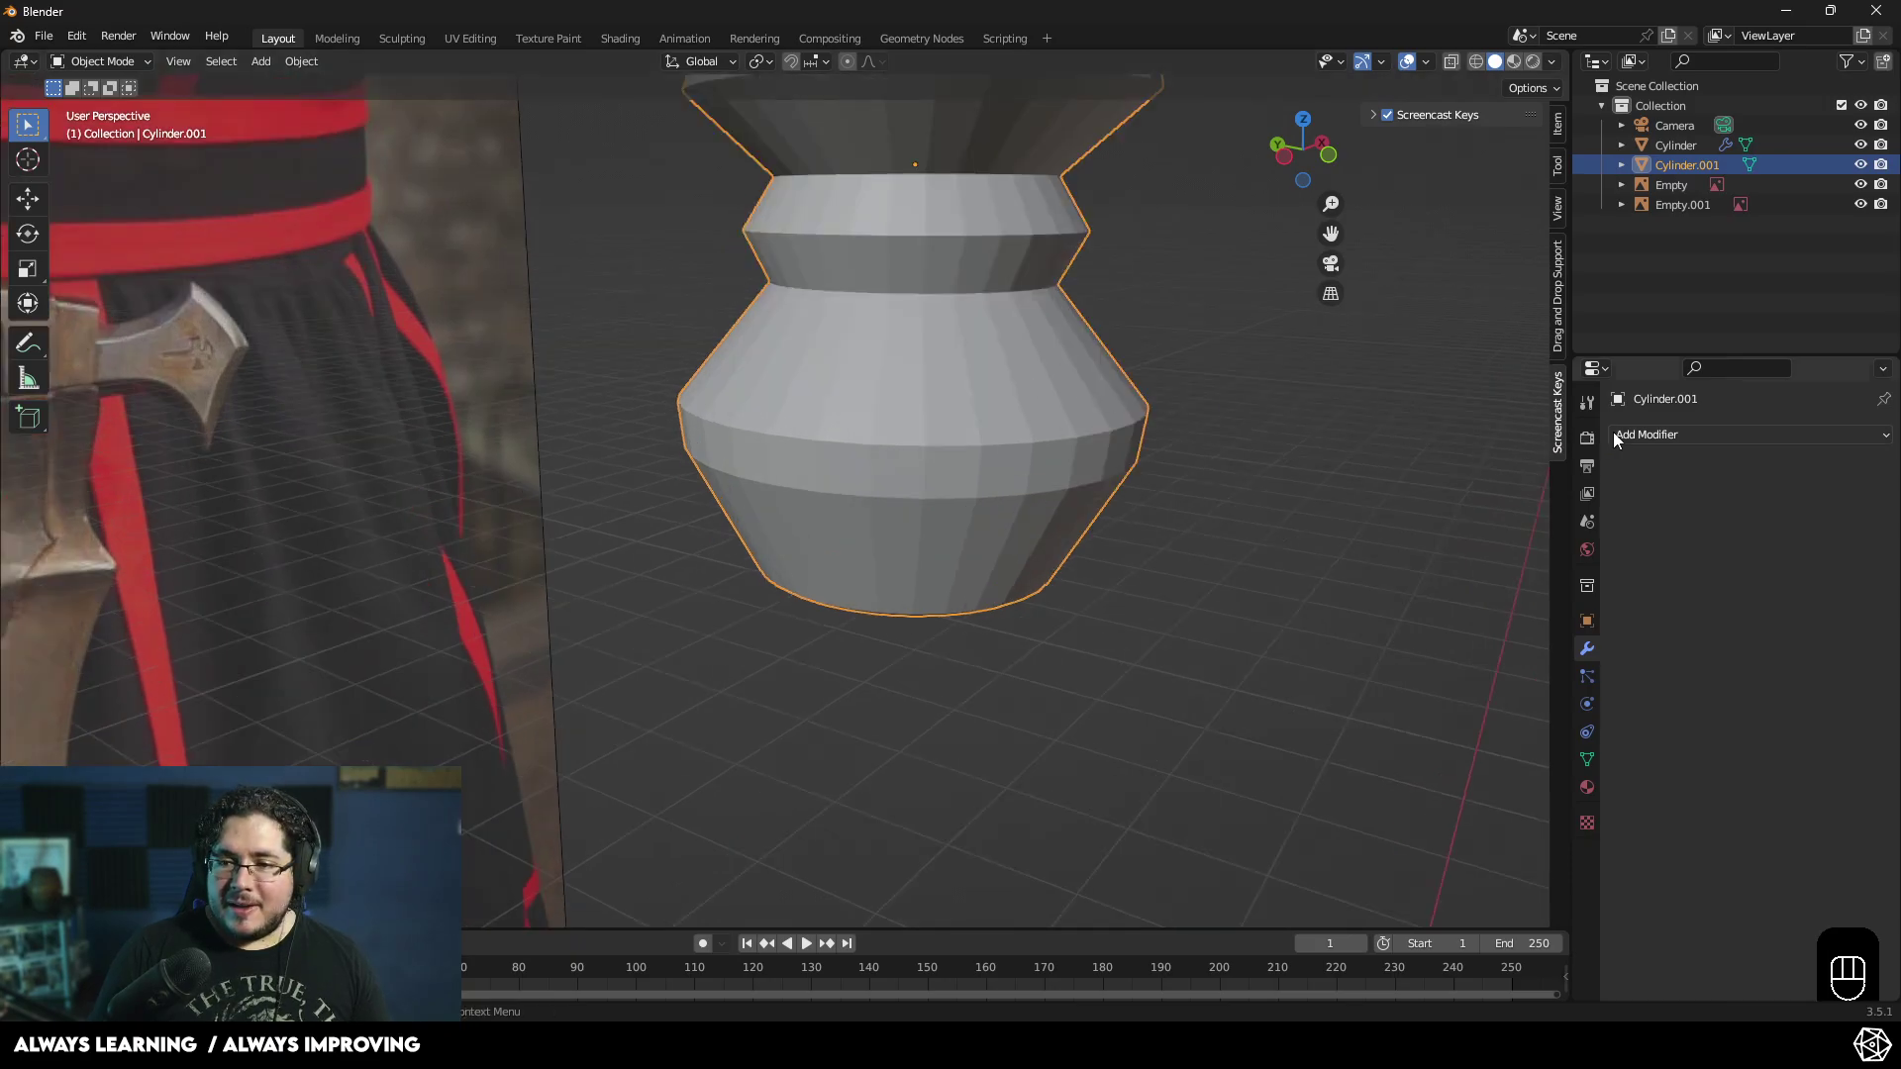
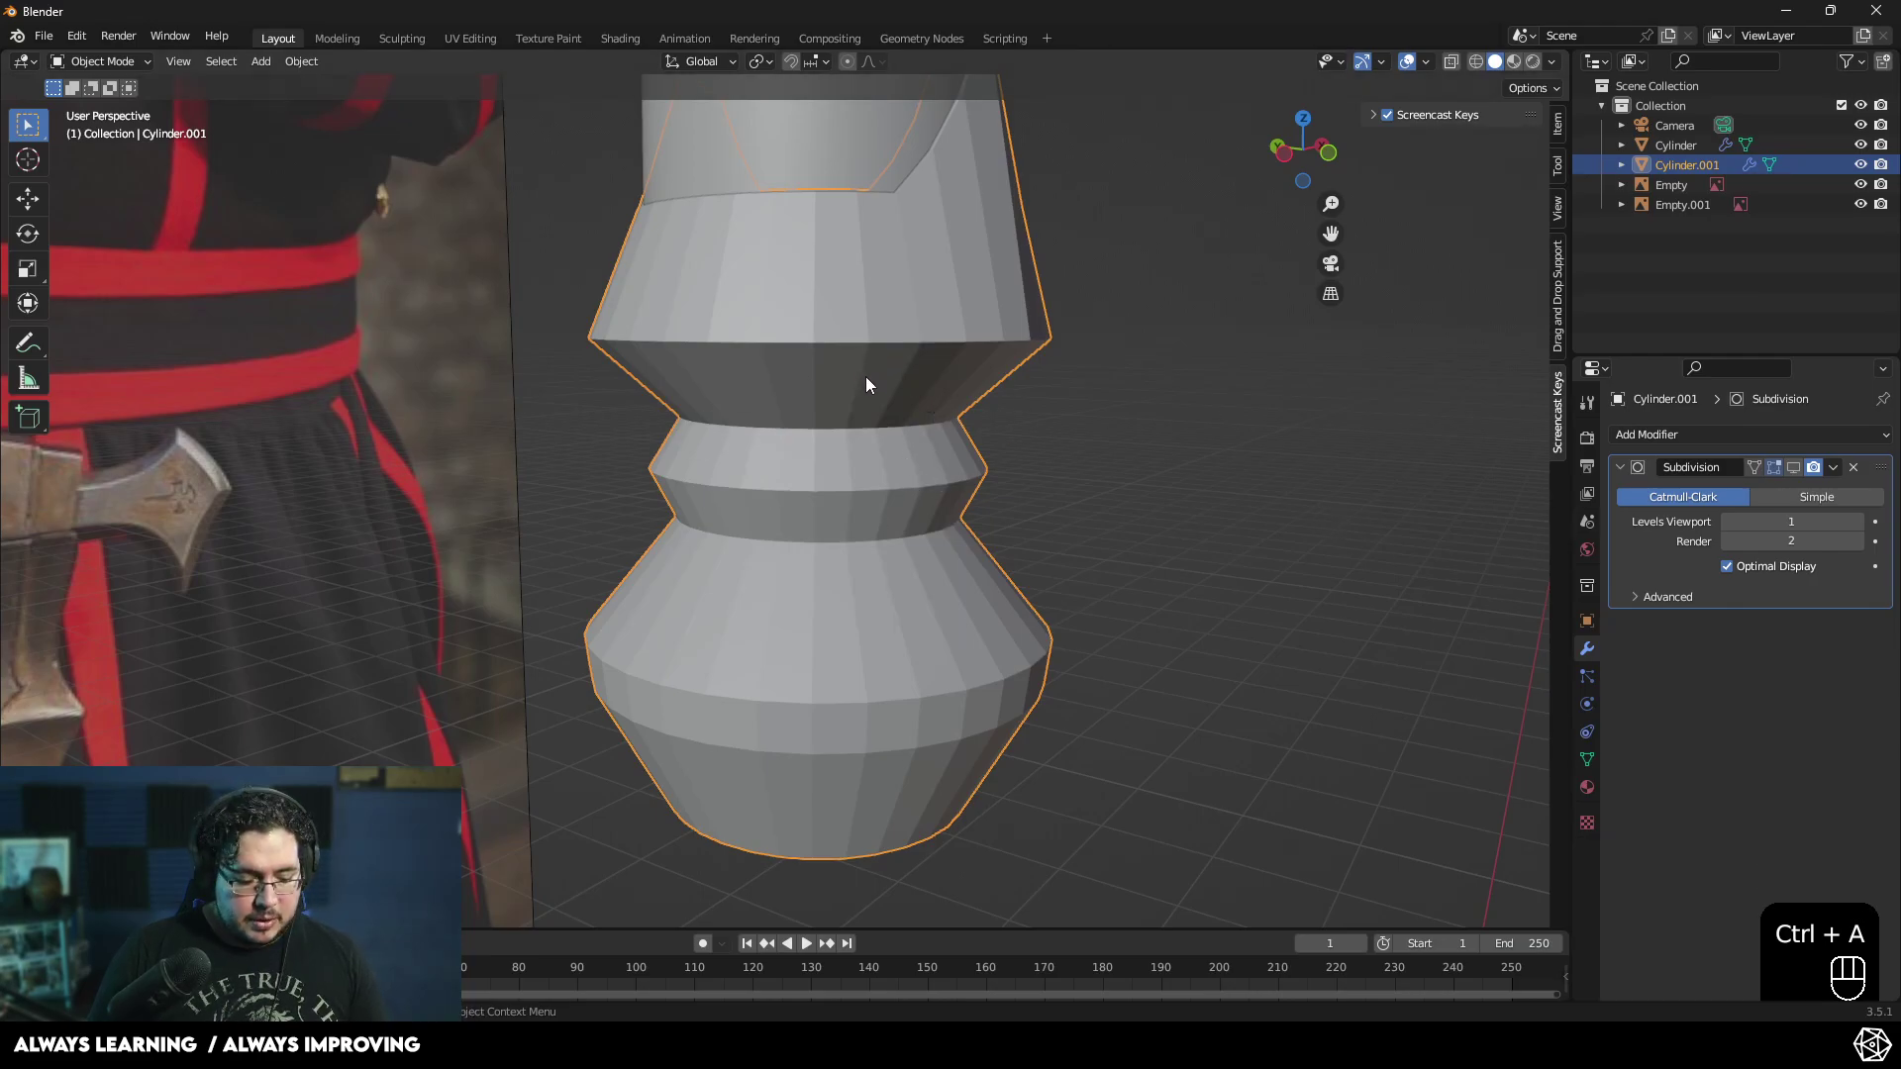
key(2)
key(Tab)
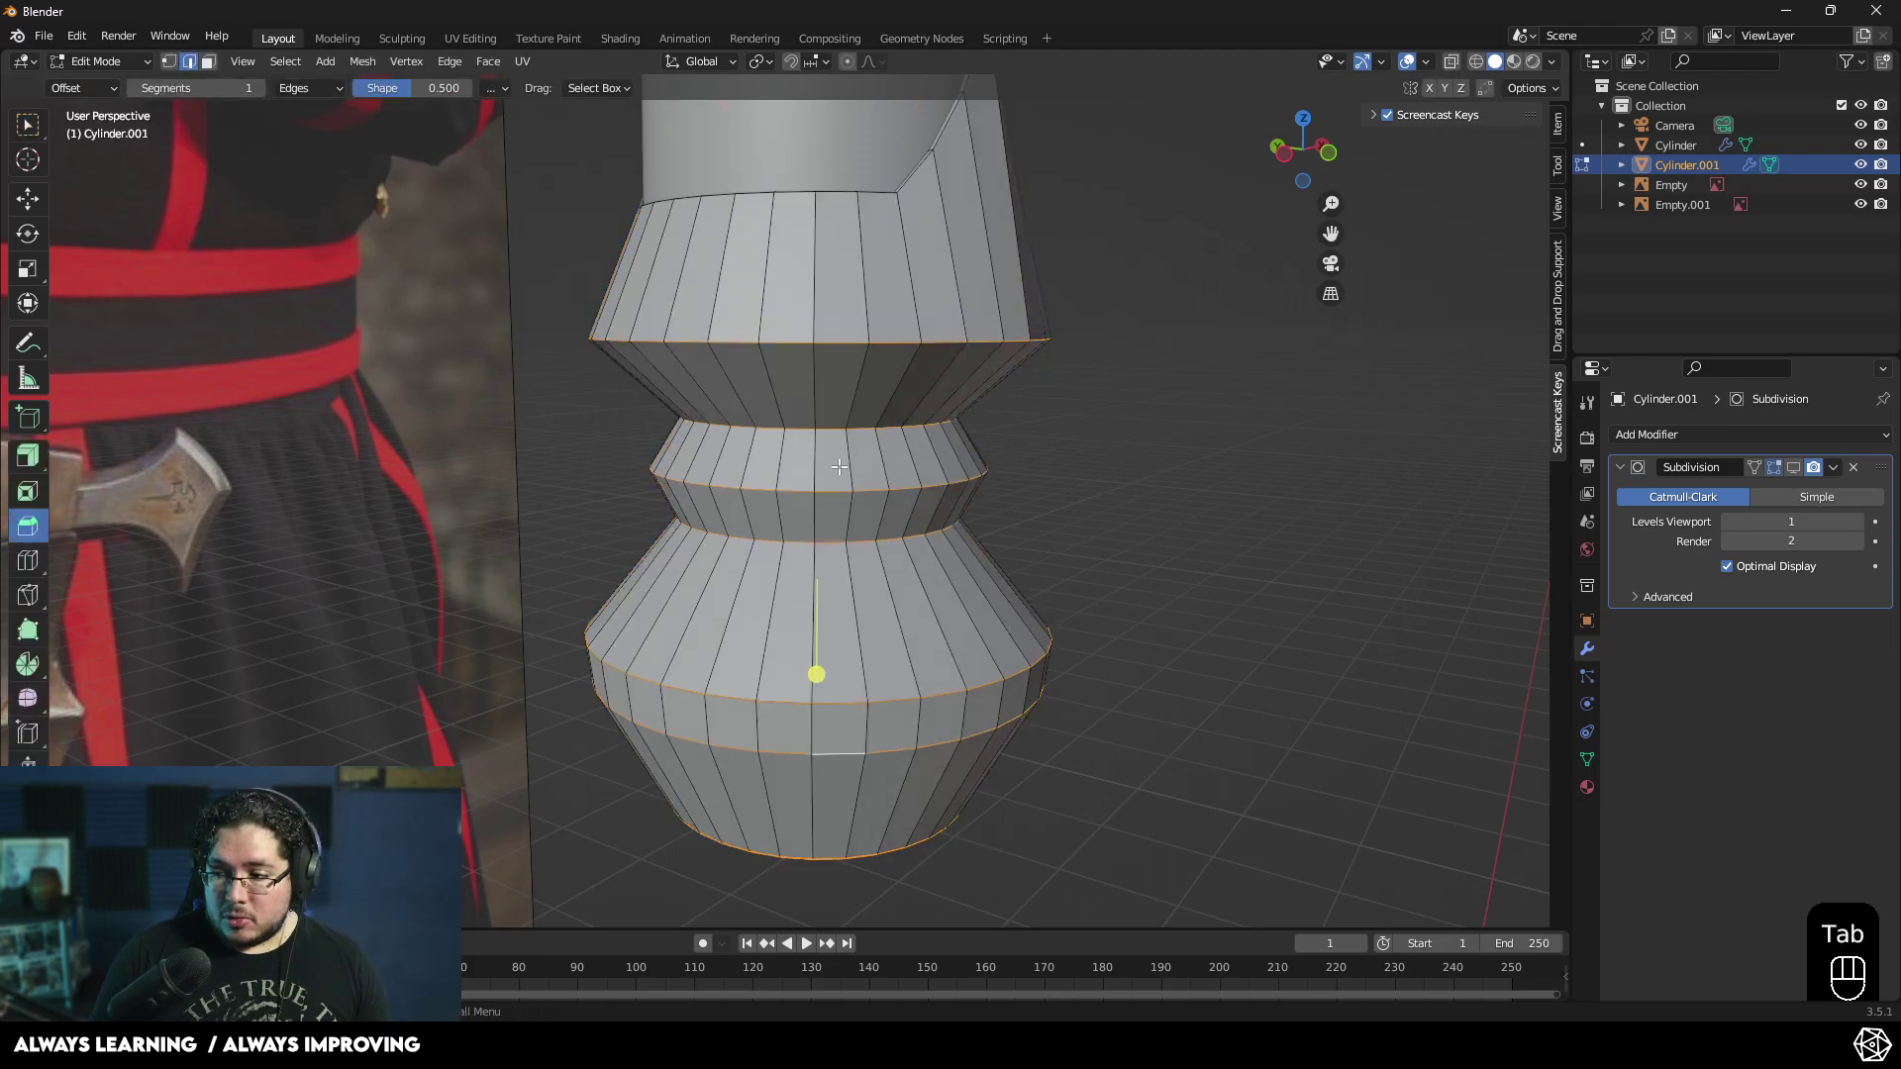
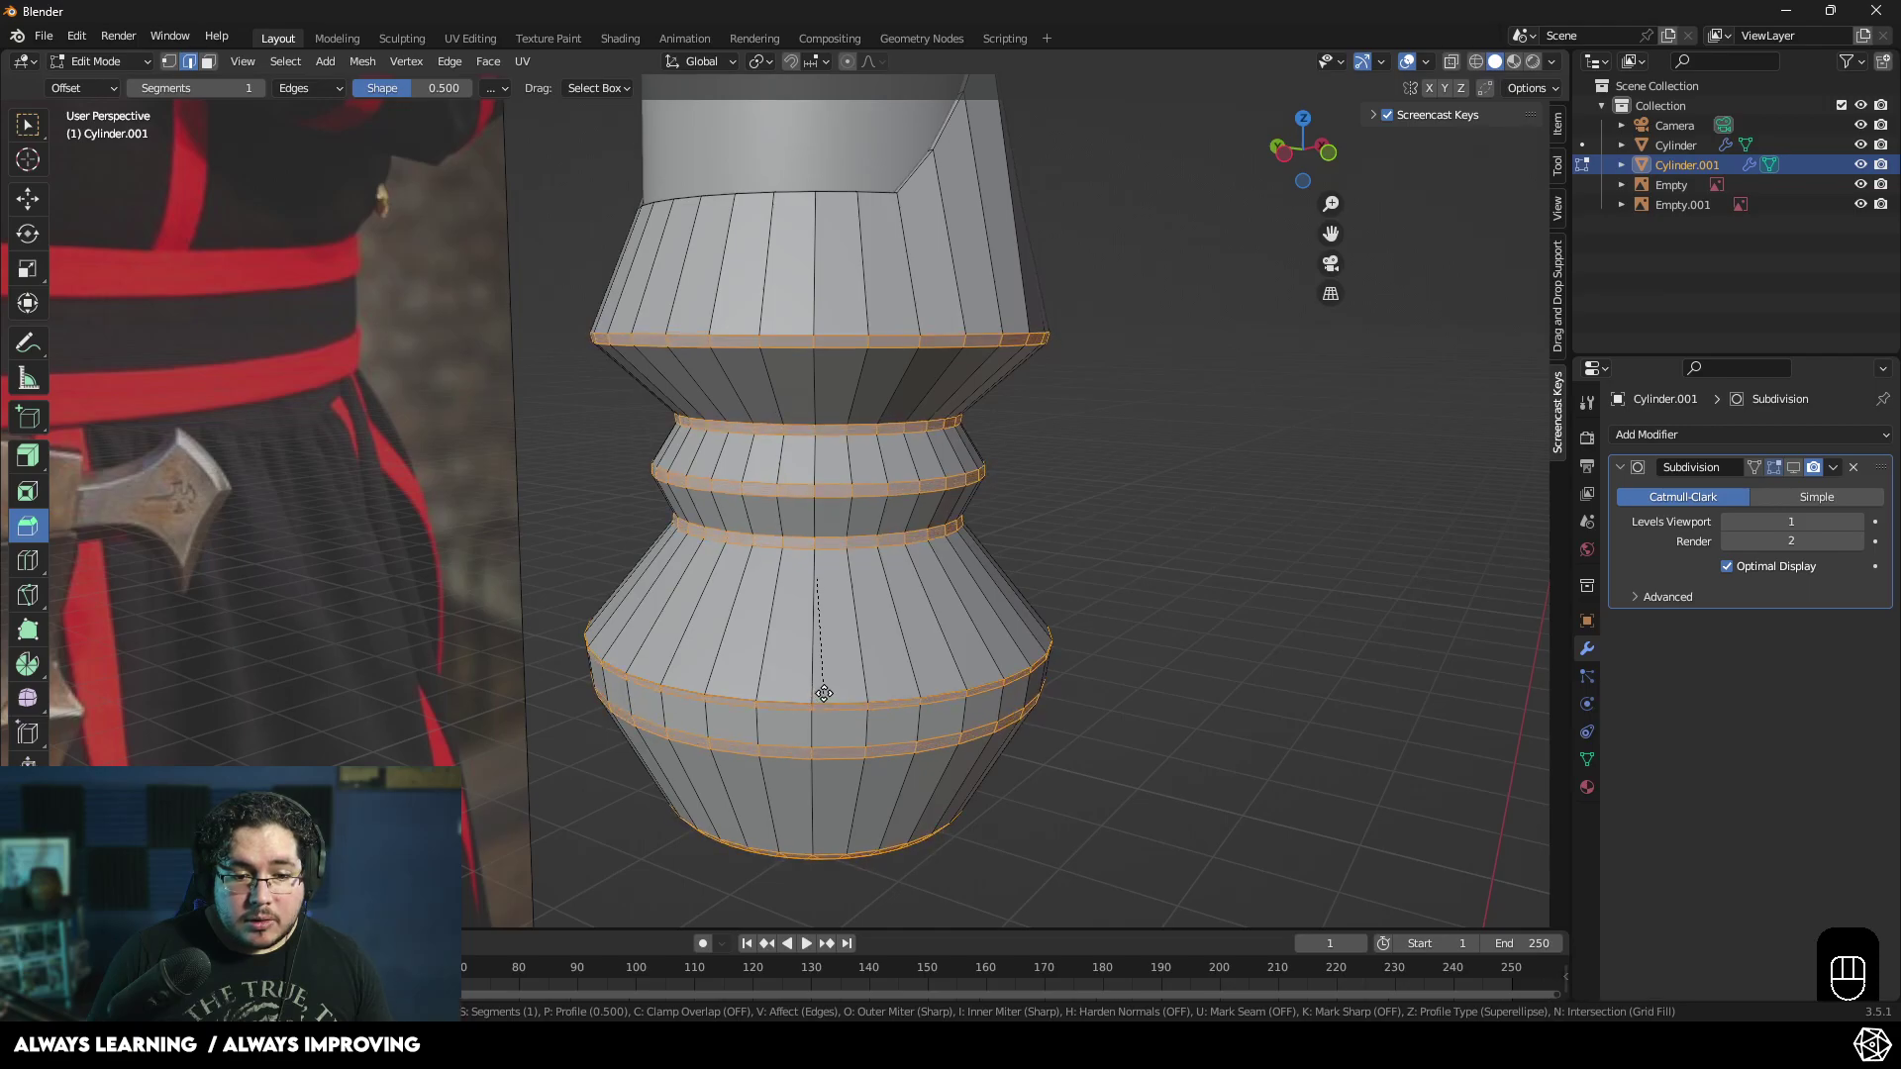
click(337, 635)
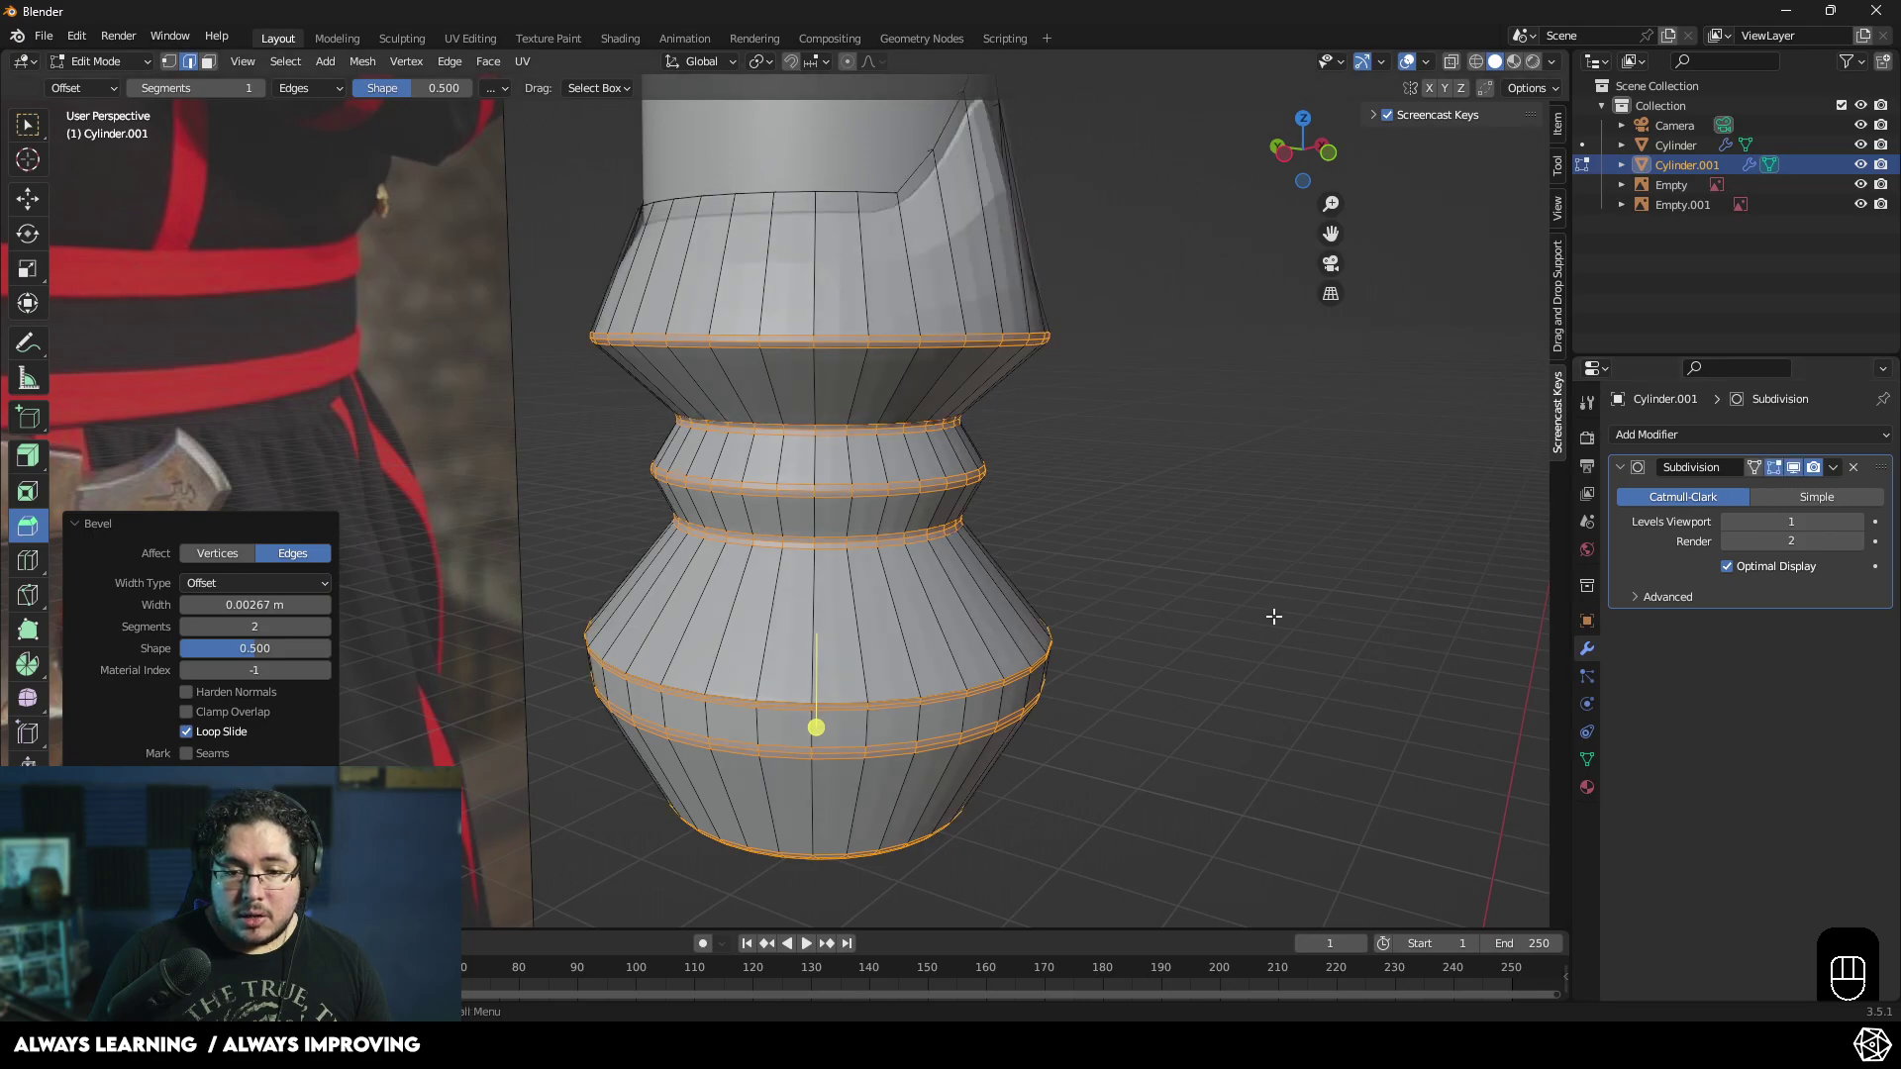
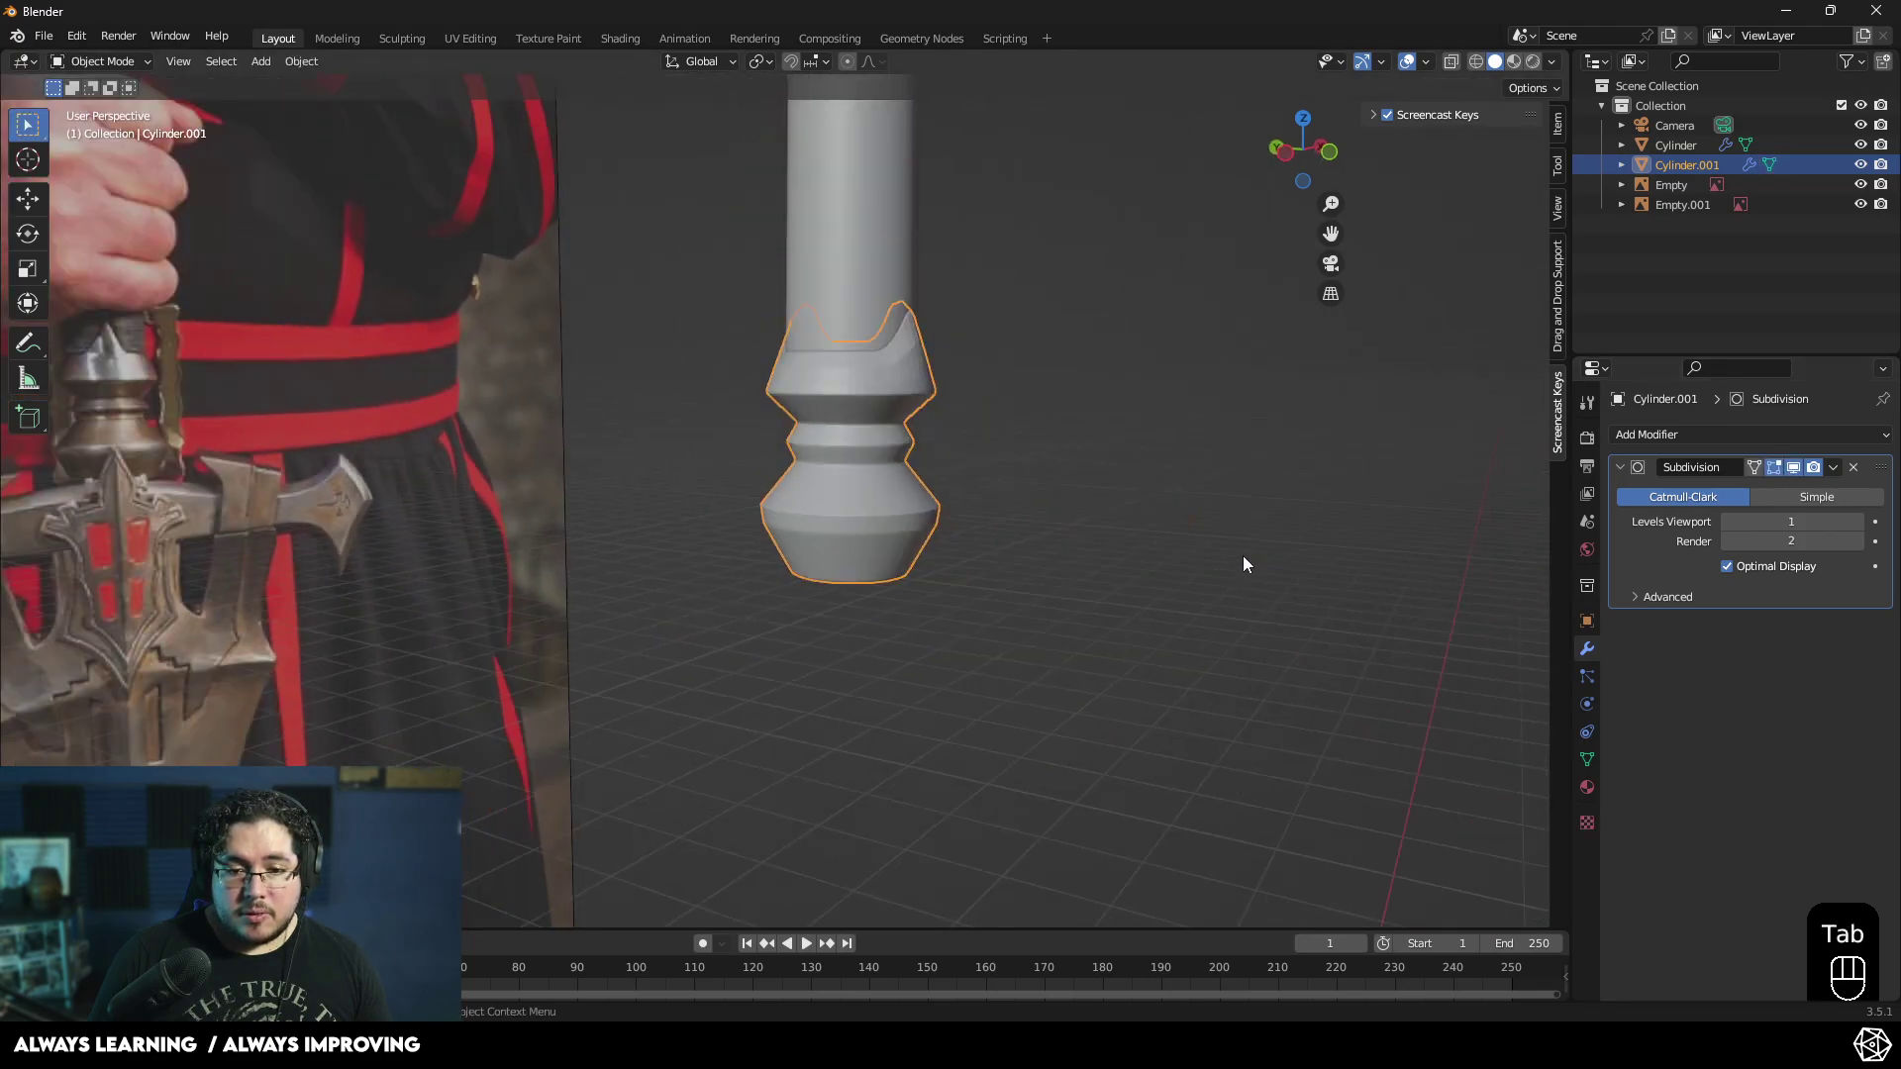
- Apply Shade Smooth to the banded hilt piece and orbit to inspect the smoothed prongs
click(1179, 536)
middle_click(1069, 506)
drag(975, 494, 1006, 541)
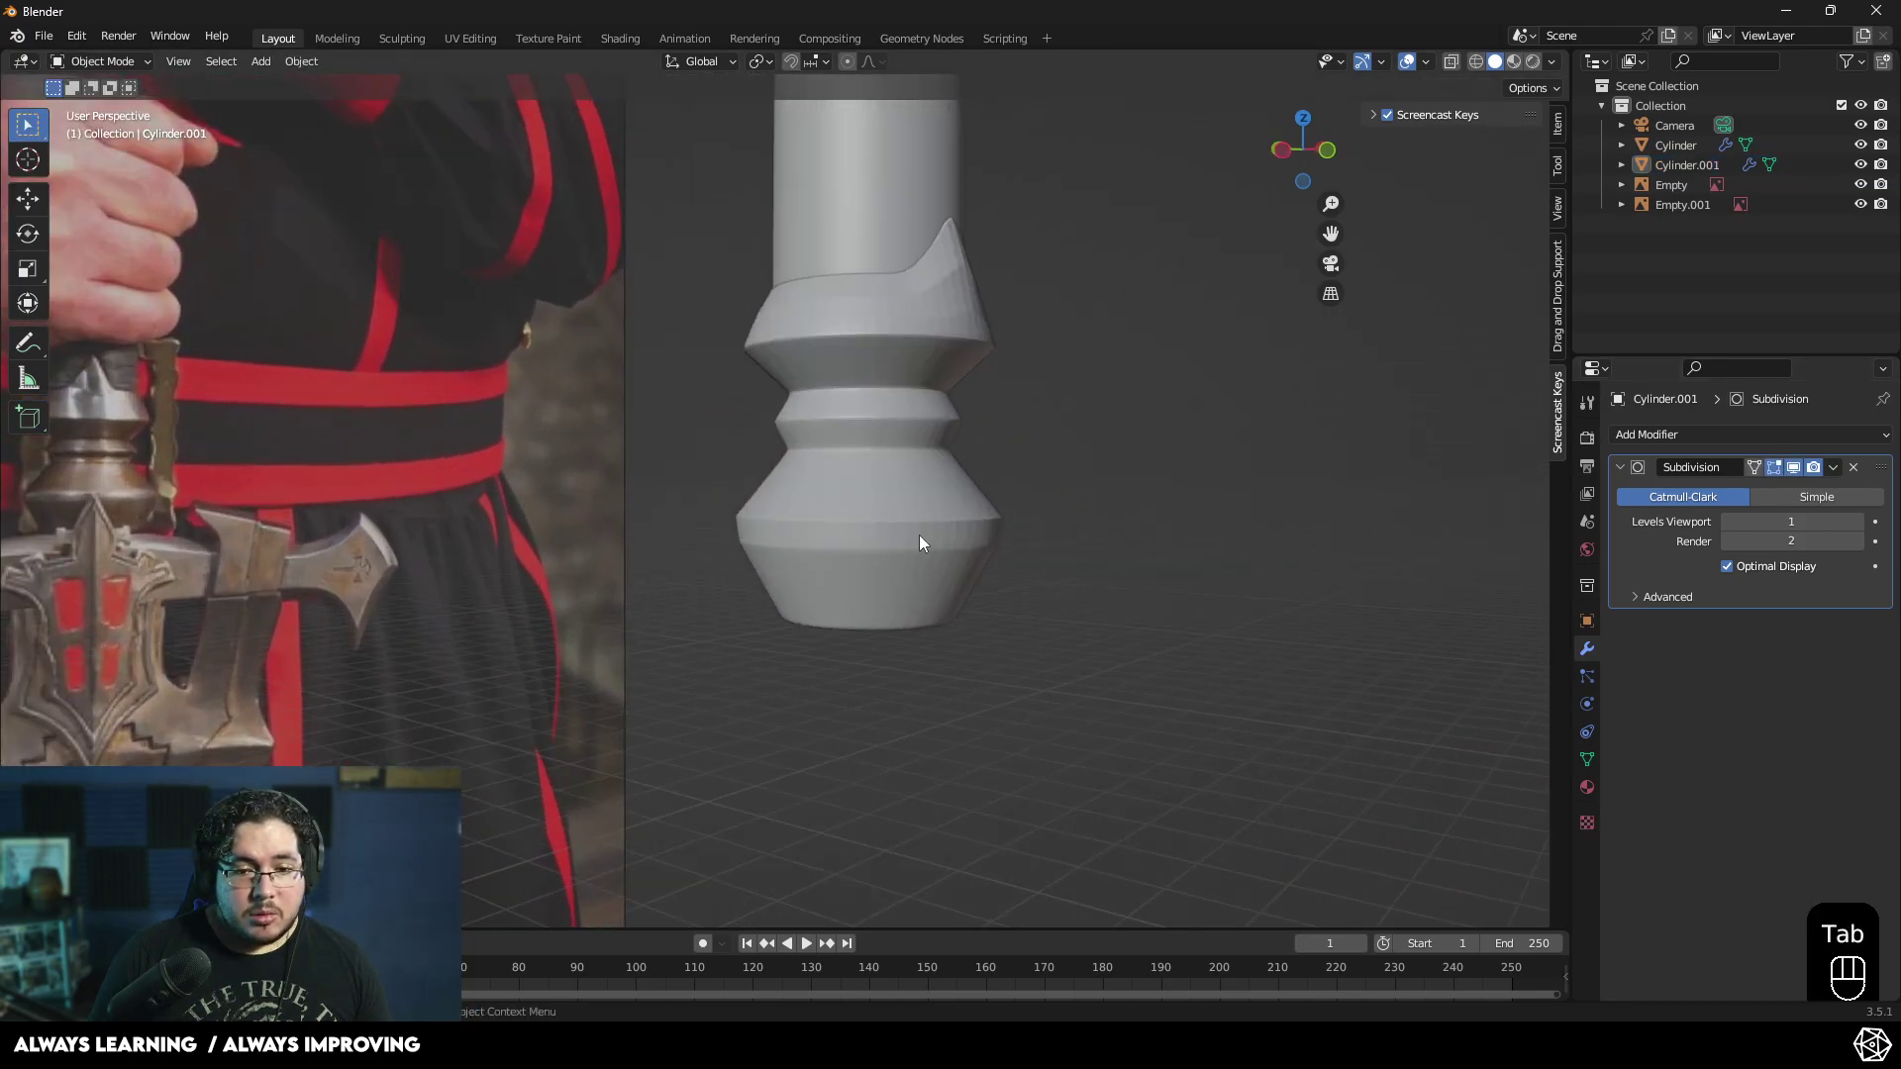
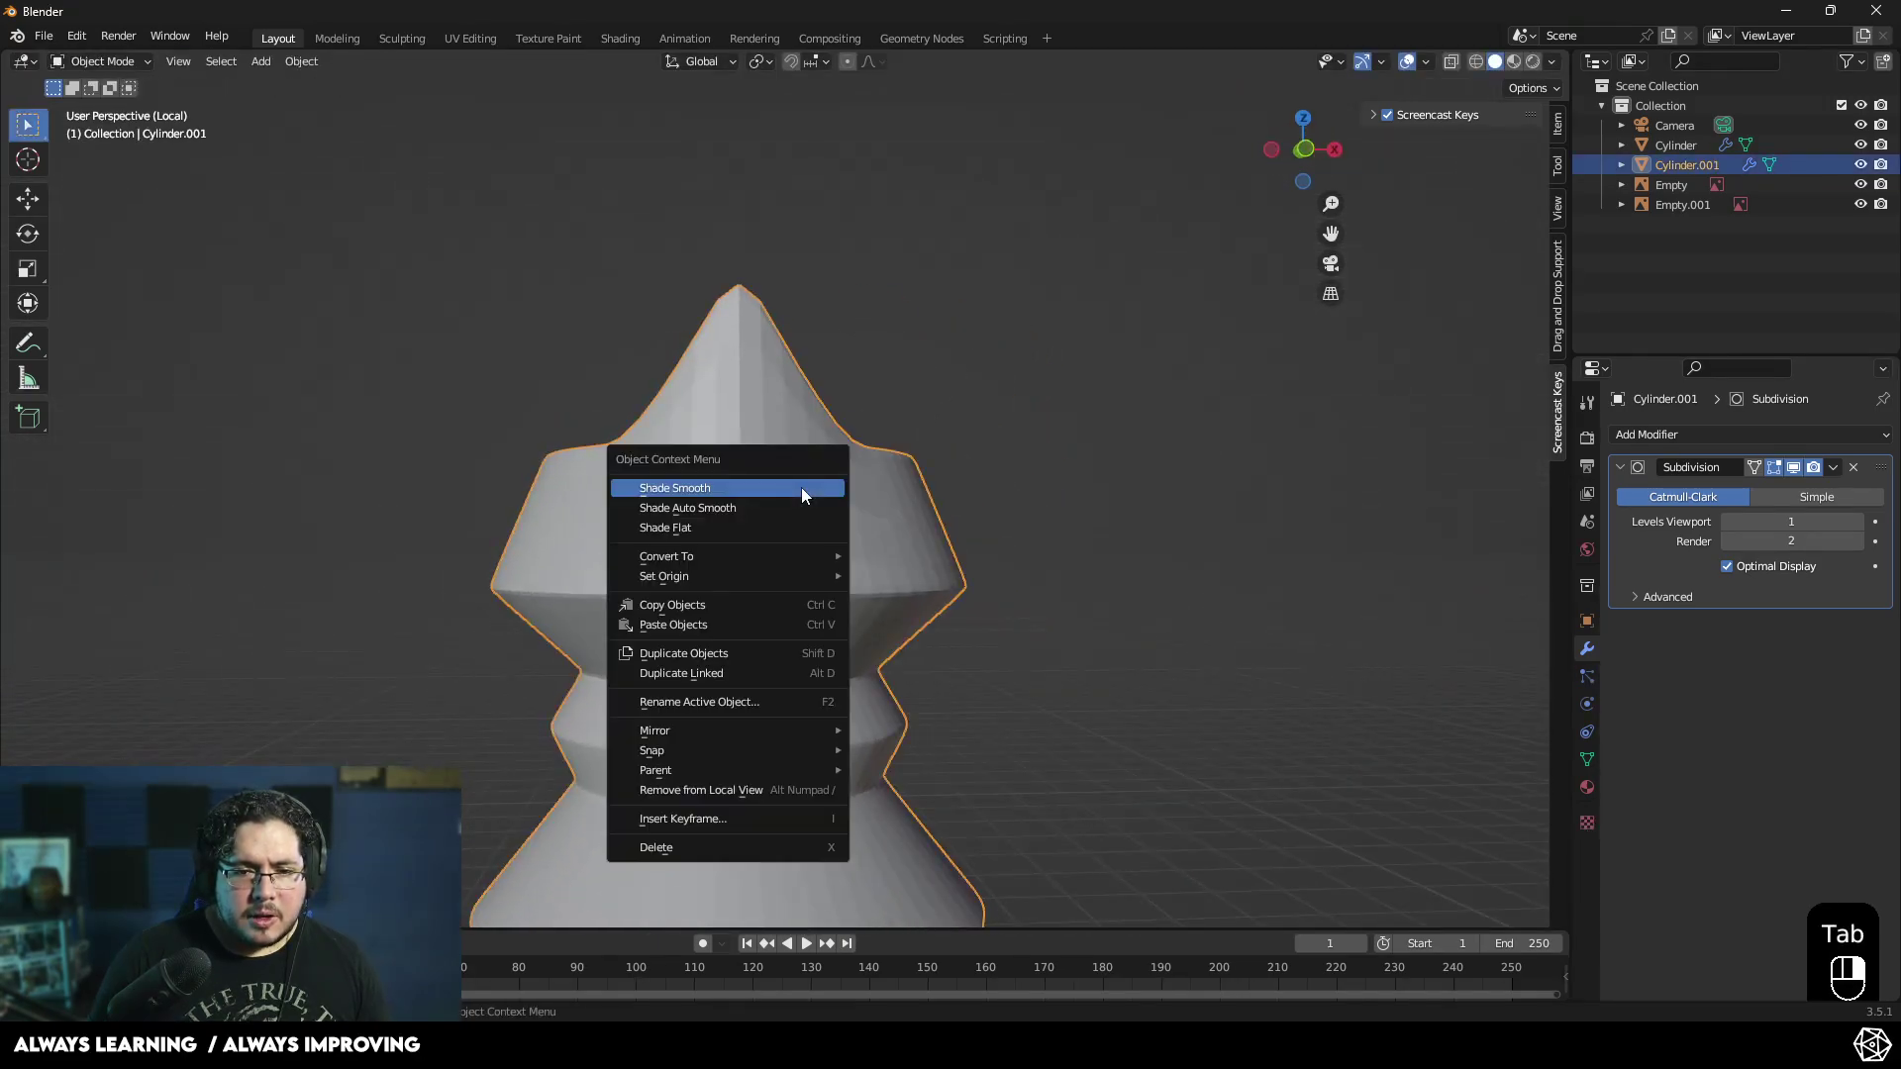
drag(907, 517, 975, 542)
drag(835, 590, 737, 625)
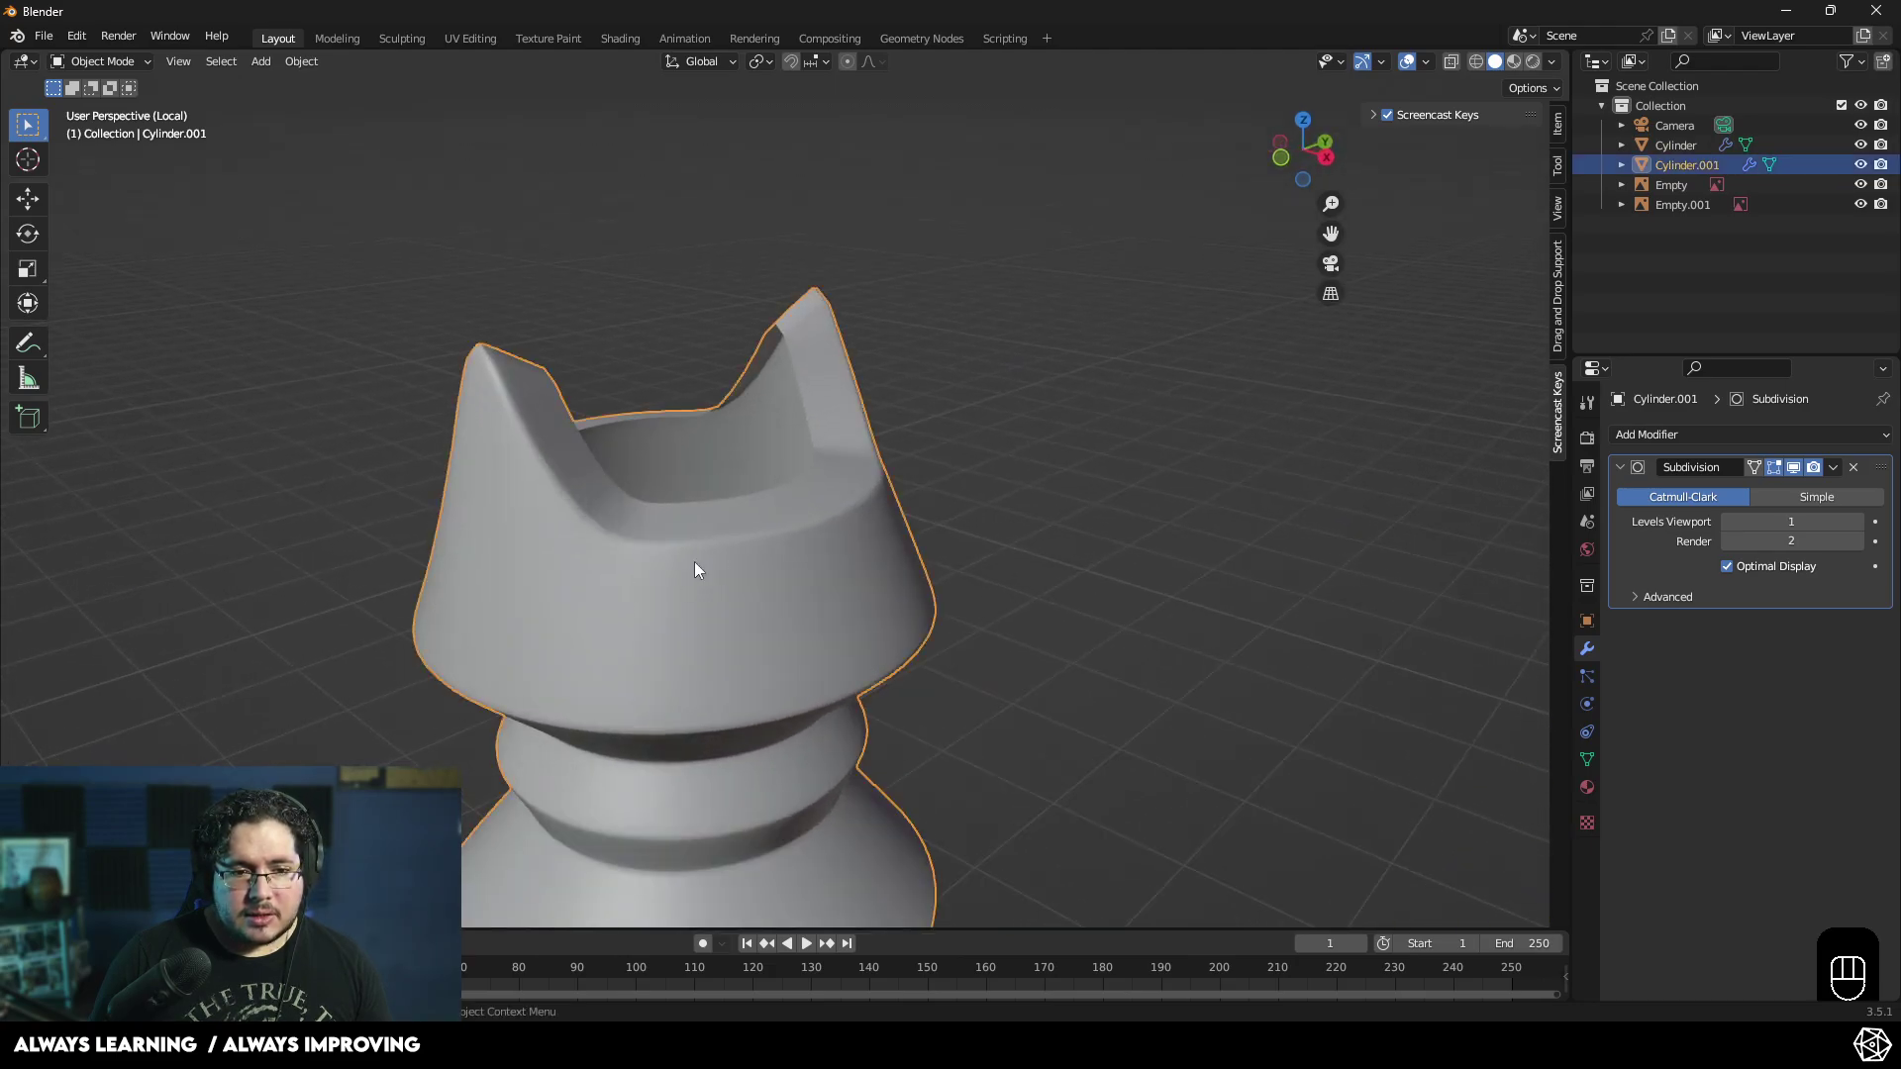
drag(974, 523, 1002, 520)
middle_click(1004, 479)
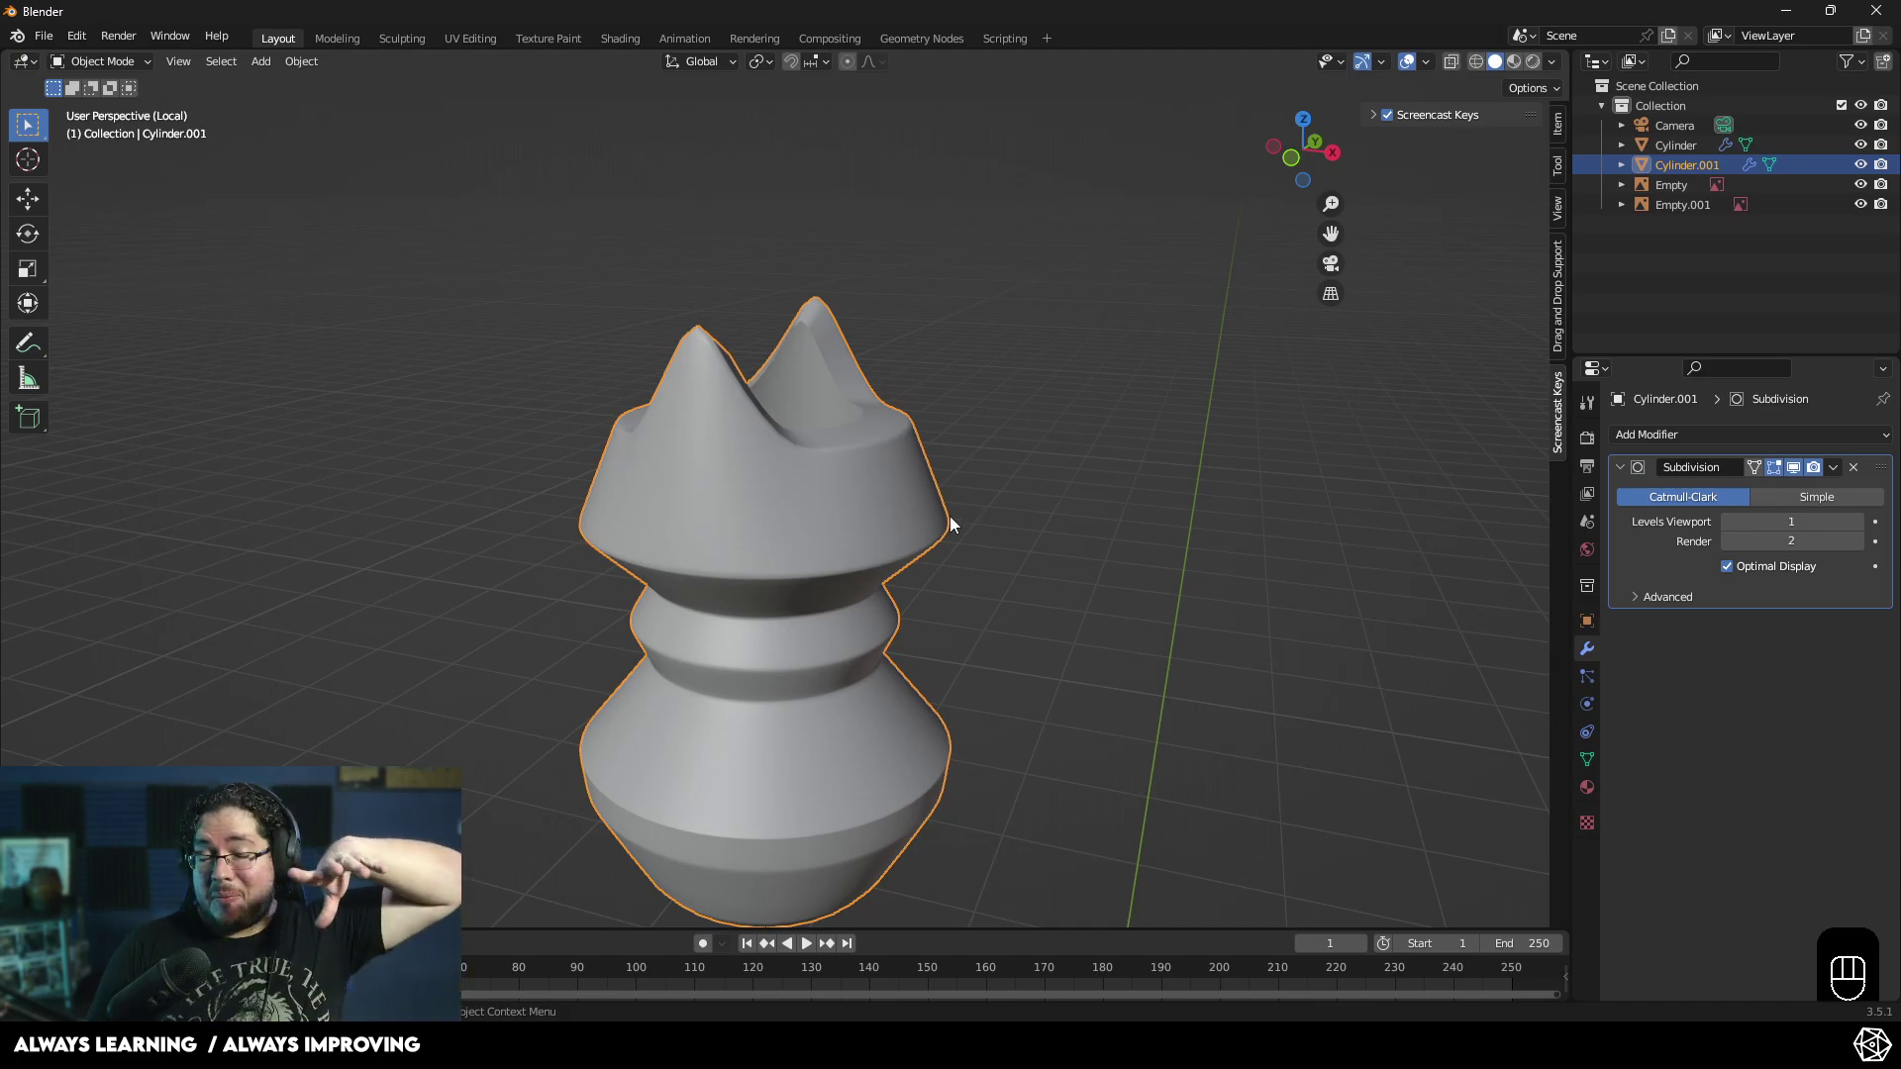
drag(1017, 544, 1048, 532)
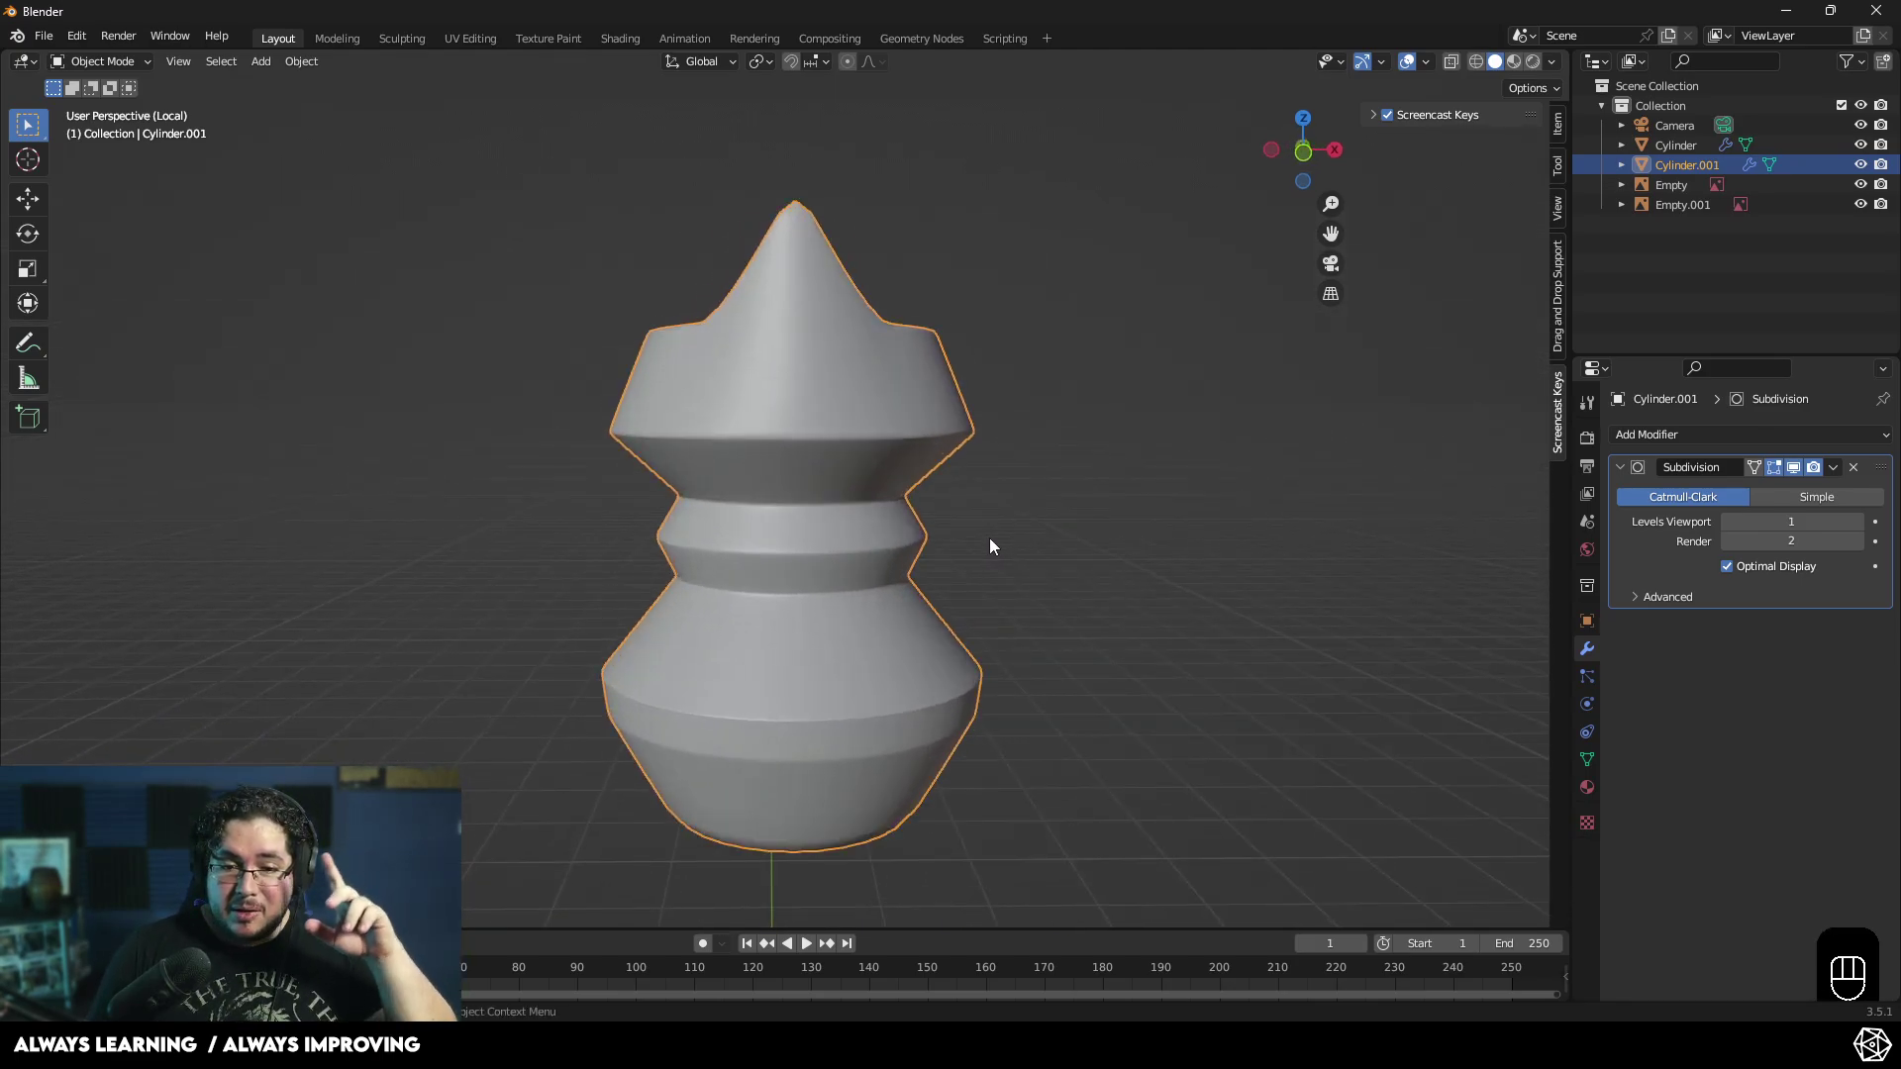
drag(1018, 586, 1064, 566)
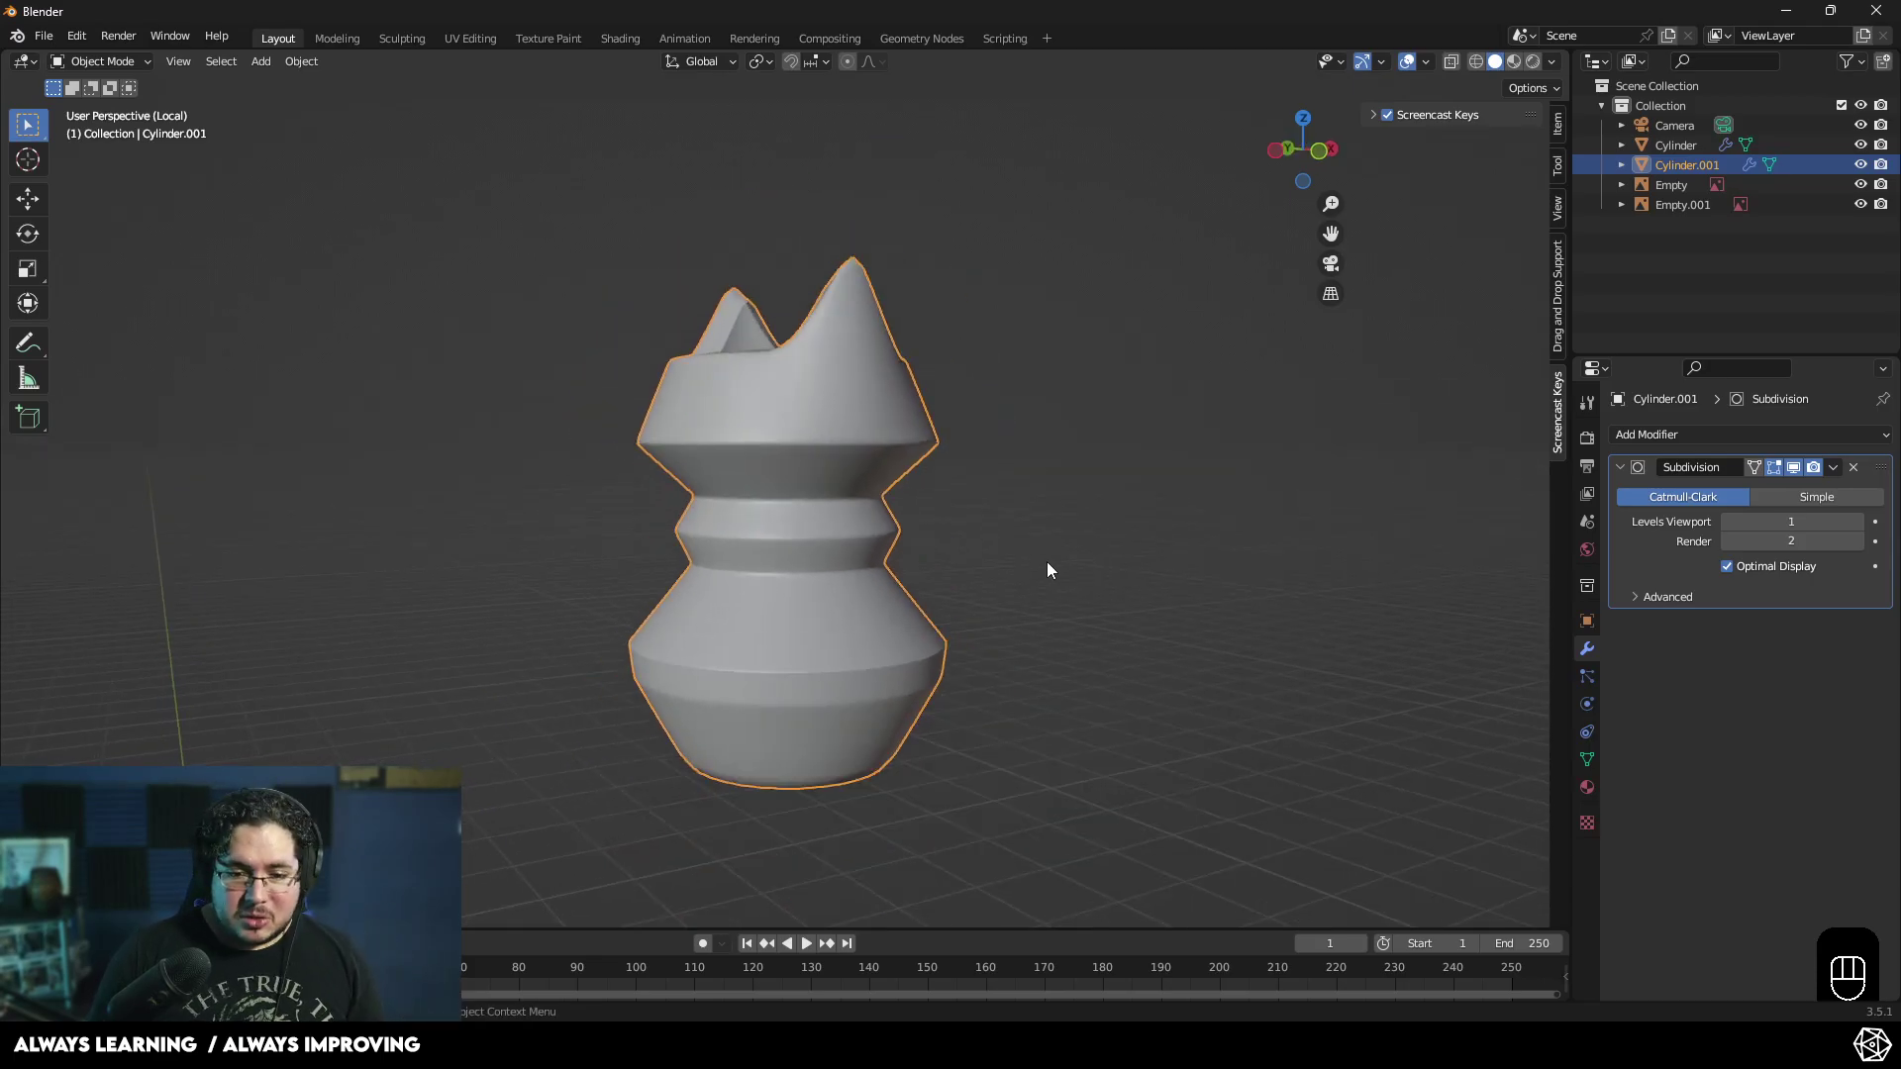
- In Edit Mode on the crown piece, add a loop cut on a prong and slide it toward the tip
key(KP_1)
middle_click(1053, 671)
drag(1027, 642, 1002, 584)
key(KP_Divide)
click(1002, 589)
drag(988, 584, 899, 576)
drag(675, 563, 815, 533)
drag(774, 477, 881, 573)
drag(856, 766, 884, 641)
- Add further edge loops across the remaining prongs to keep their tips sharp, then clear the selection
middle_click(881, 746)
drag(870, 784, 898, 711)
drag(910, 635, 934, 558)
drag(490, 531, 517, 515)
middle_click(846, 431)
drag(1019, 561, 815, 619)
middle_click(897, 631)
middle_click(848, 603)
click(877, 484)
key(Tab)
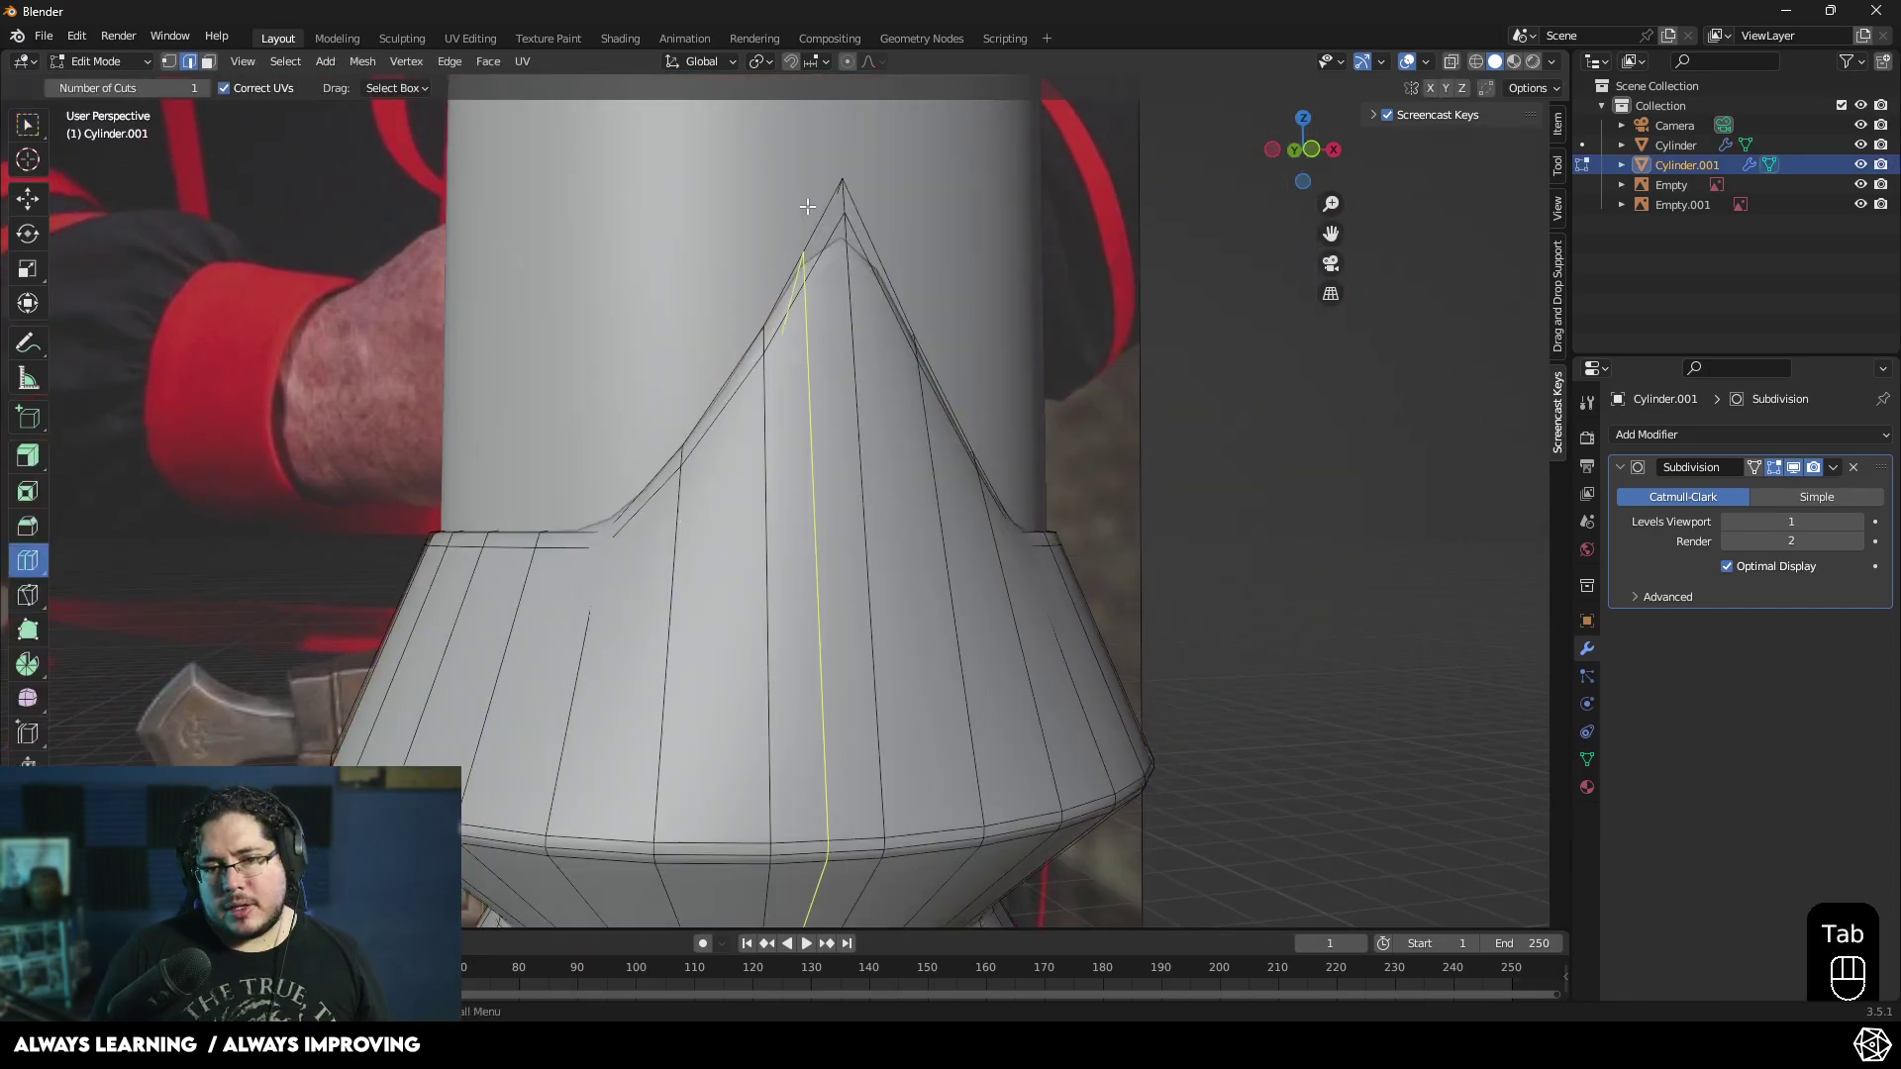
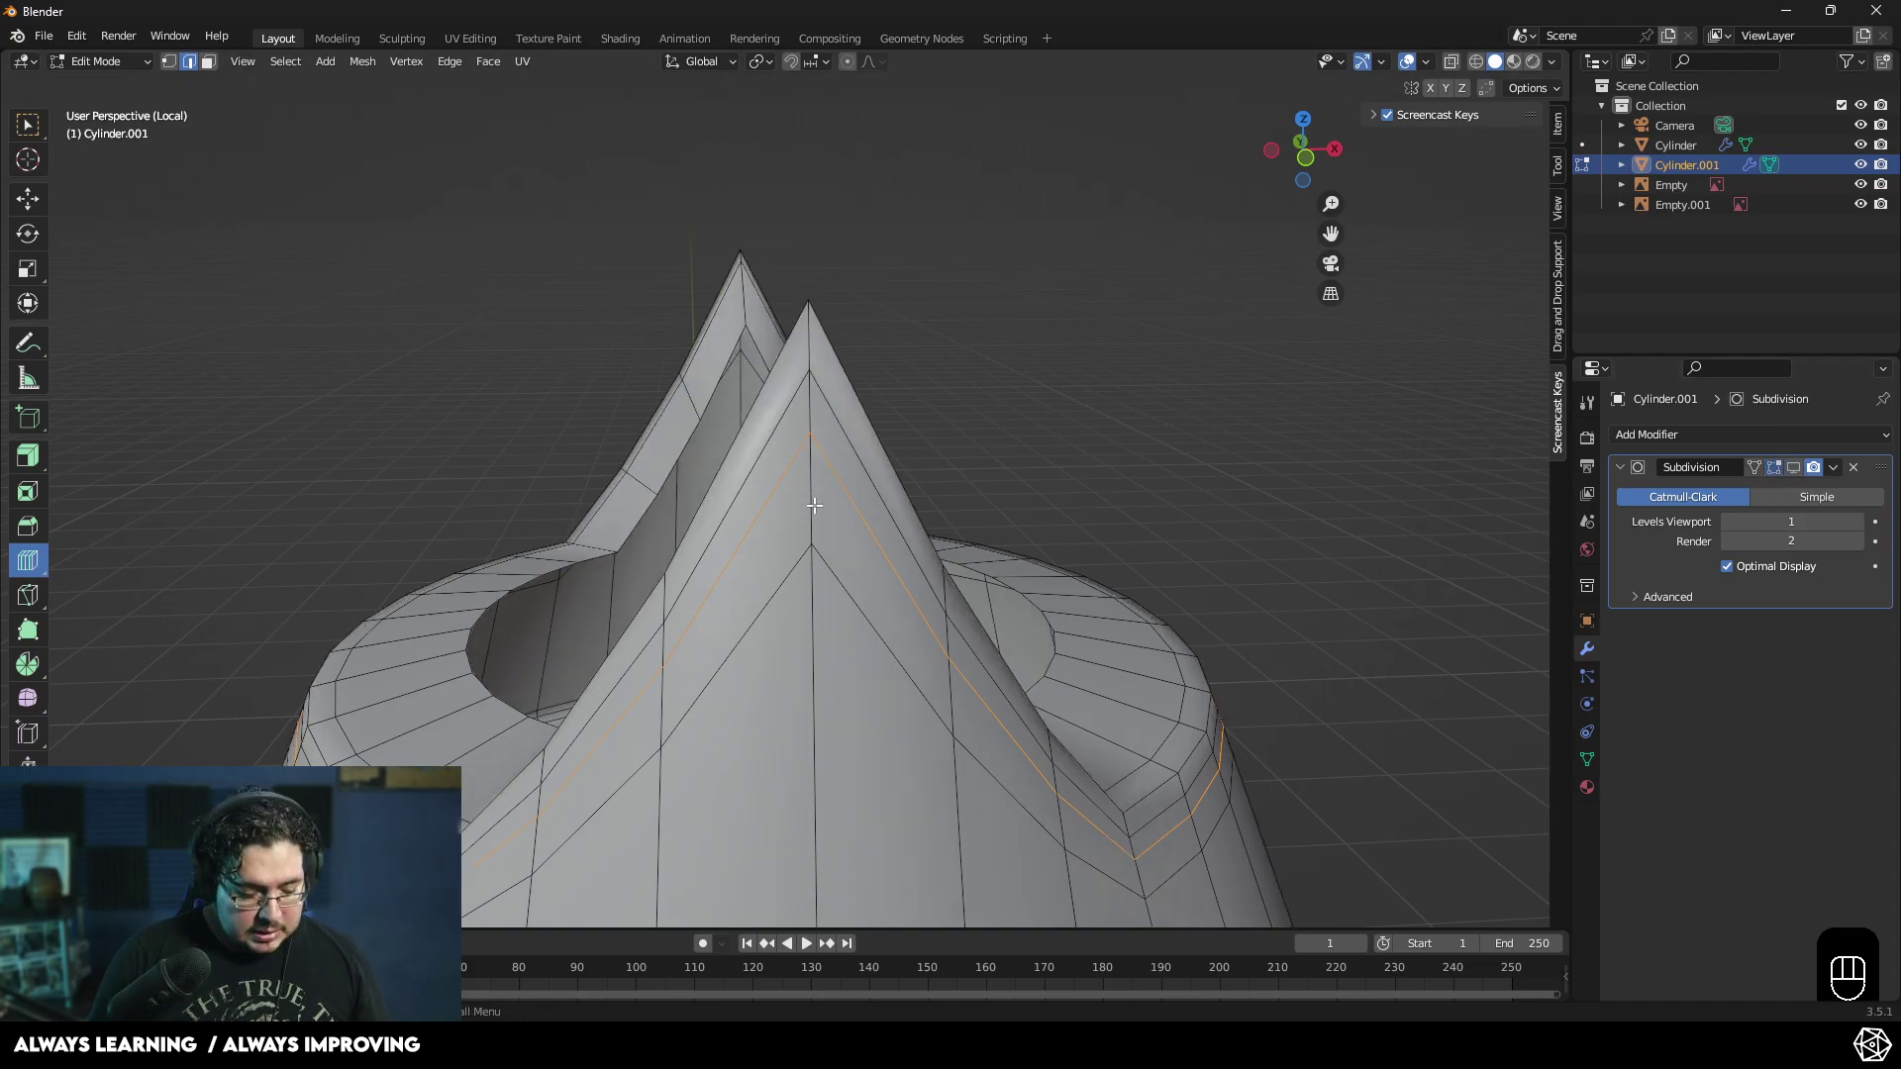
key(3)
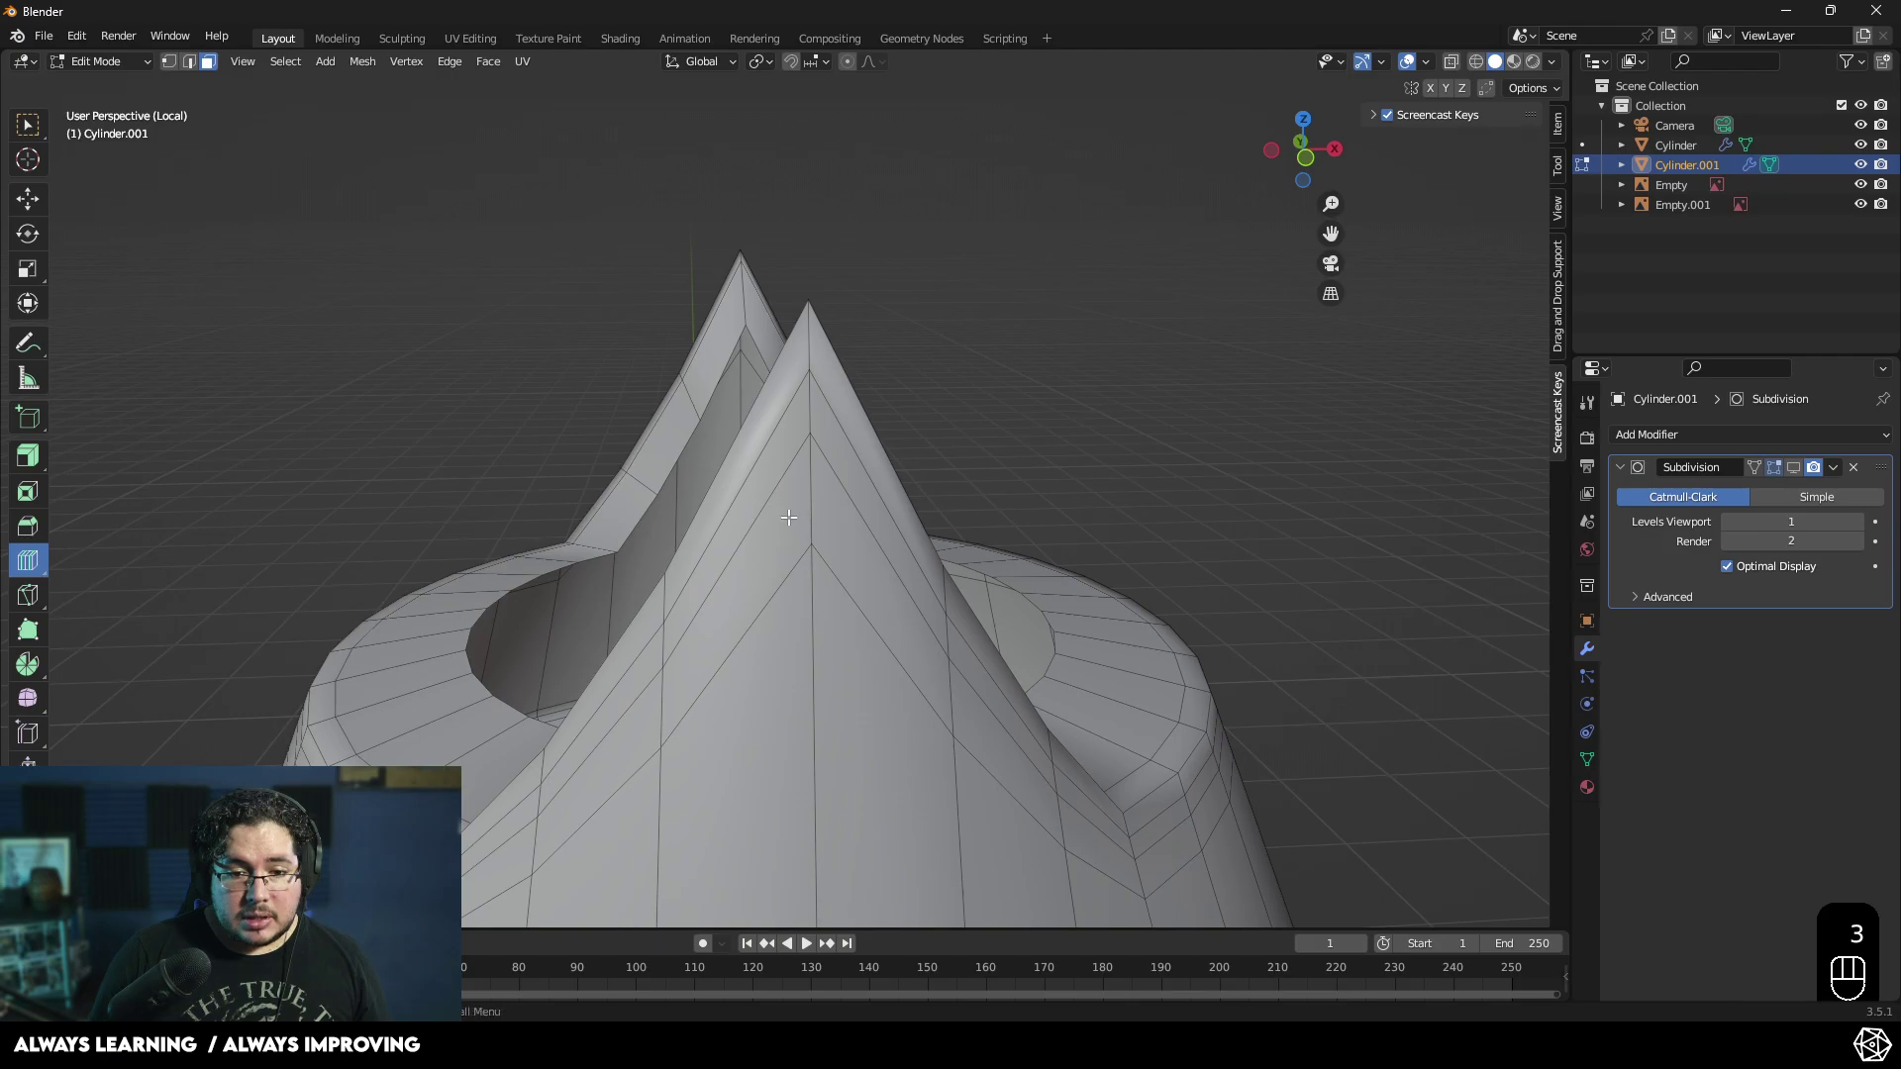
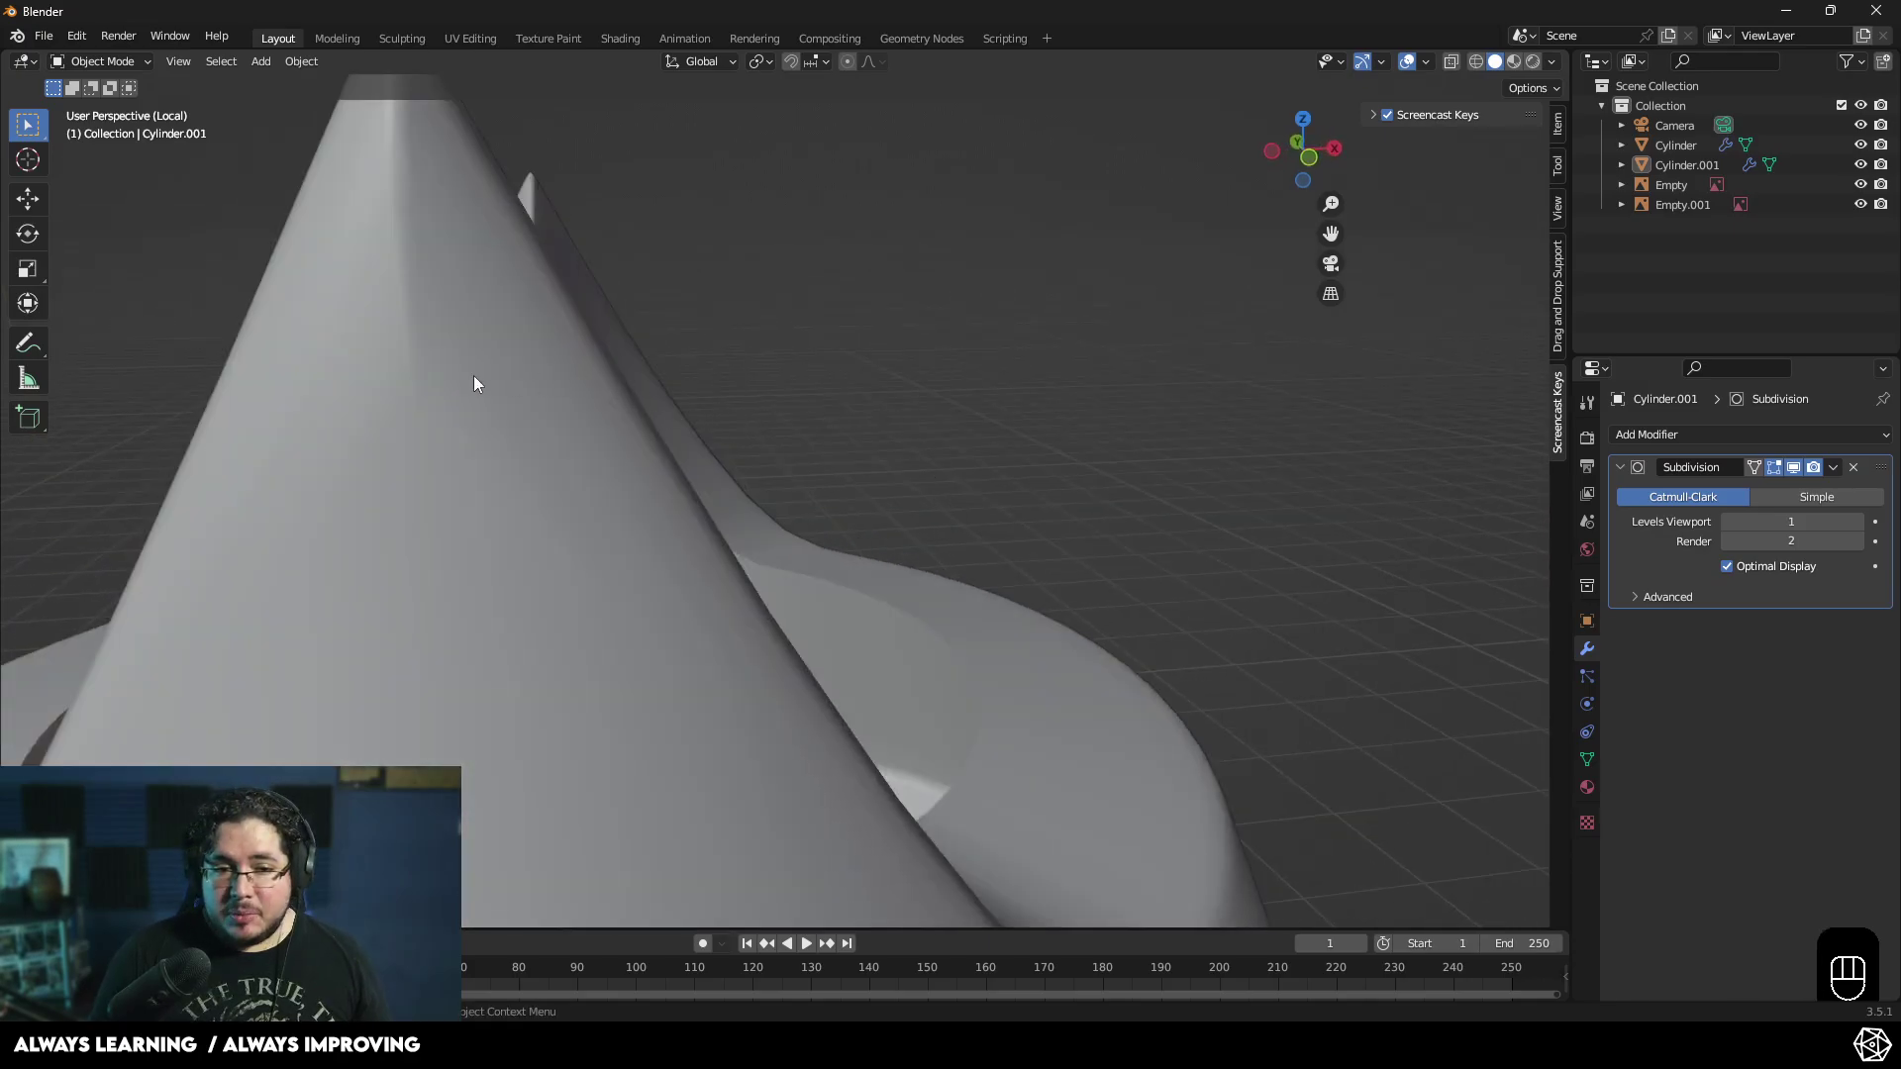
- Orbit around the finished crown piece to review it from several angles
drag(960, 526, 1000, 516)
drag(1001, 516, 1100, 534)
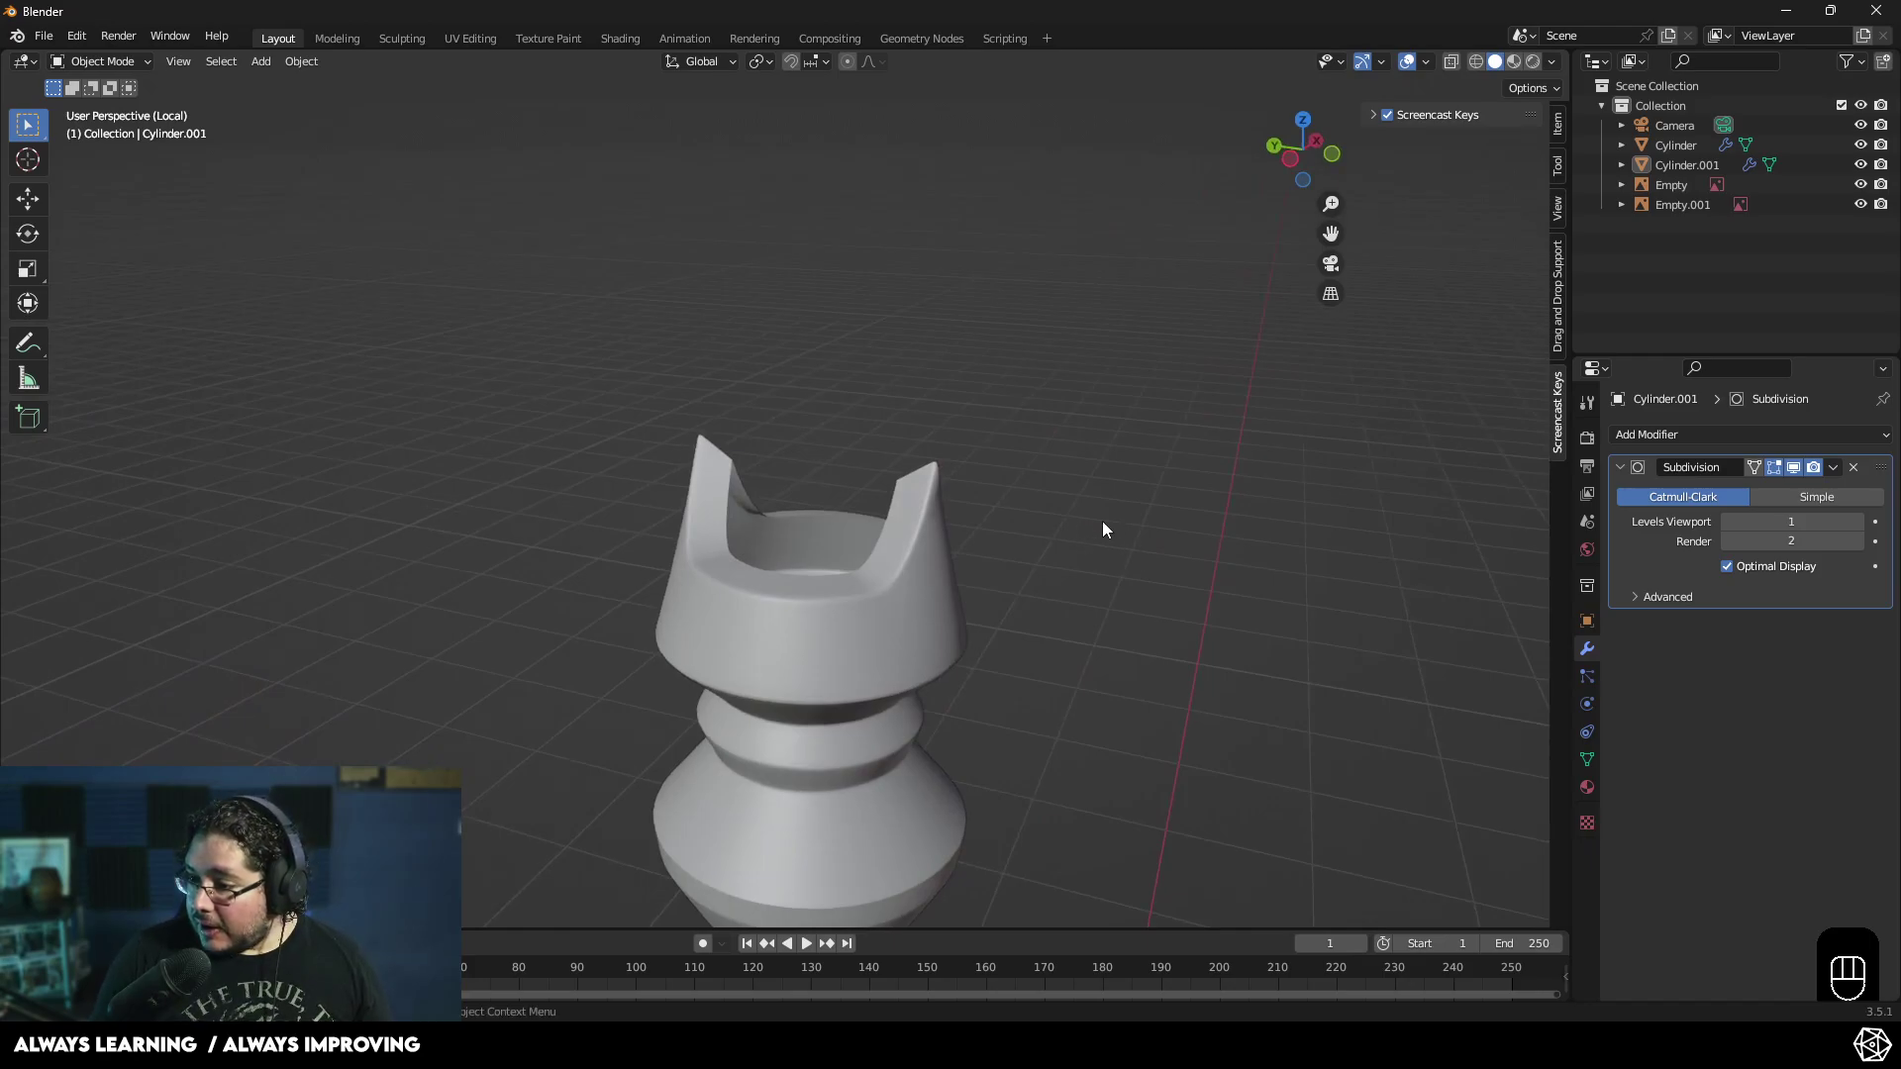
drag(1037, 557, 978, 570)
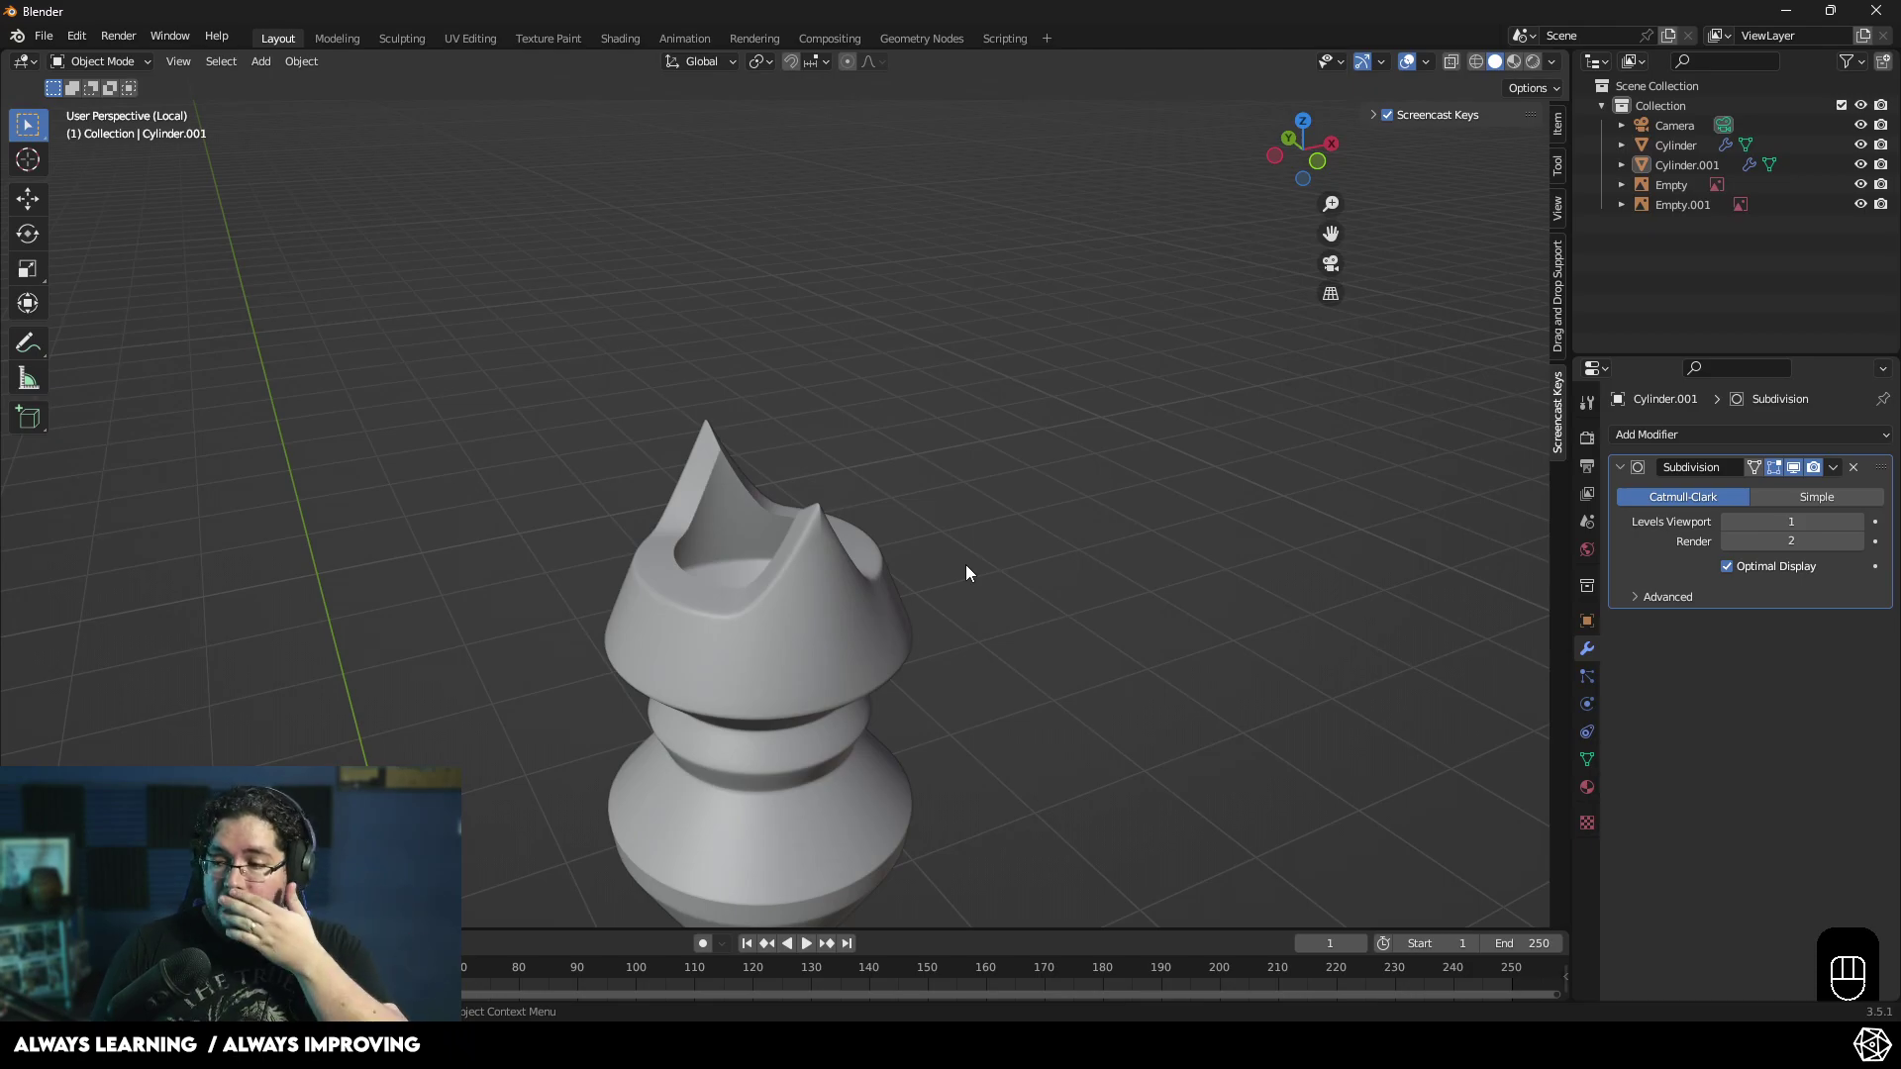
middle_click(855, 617)
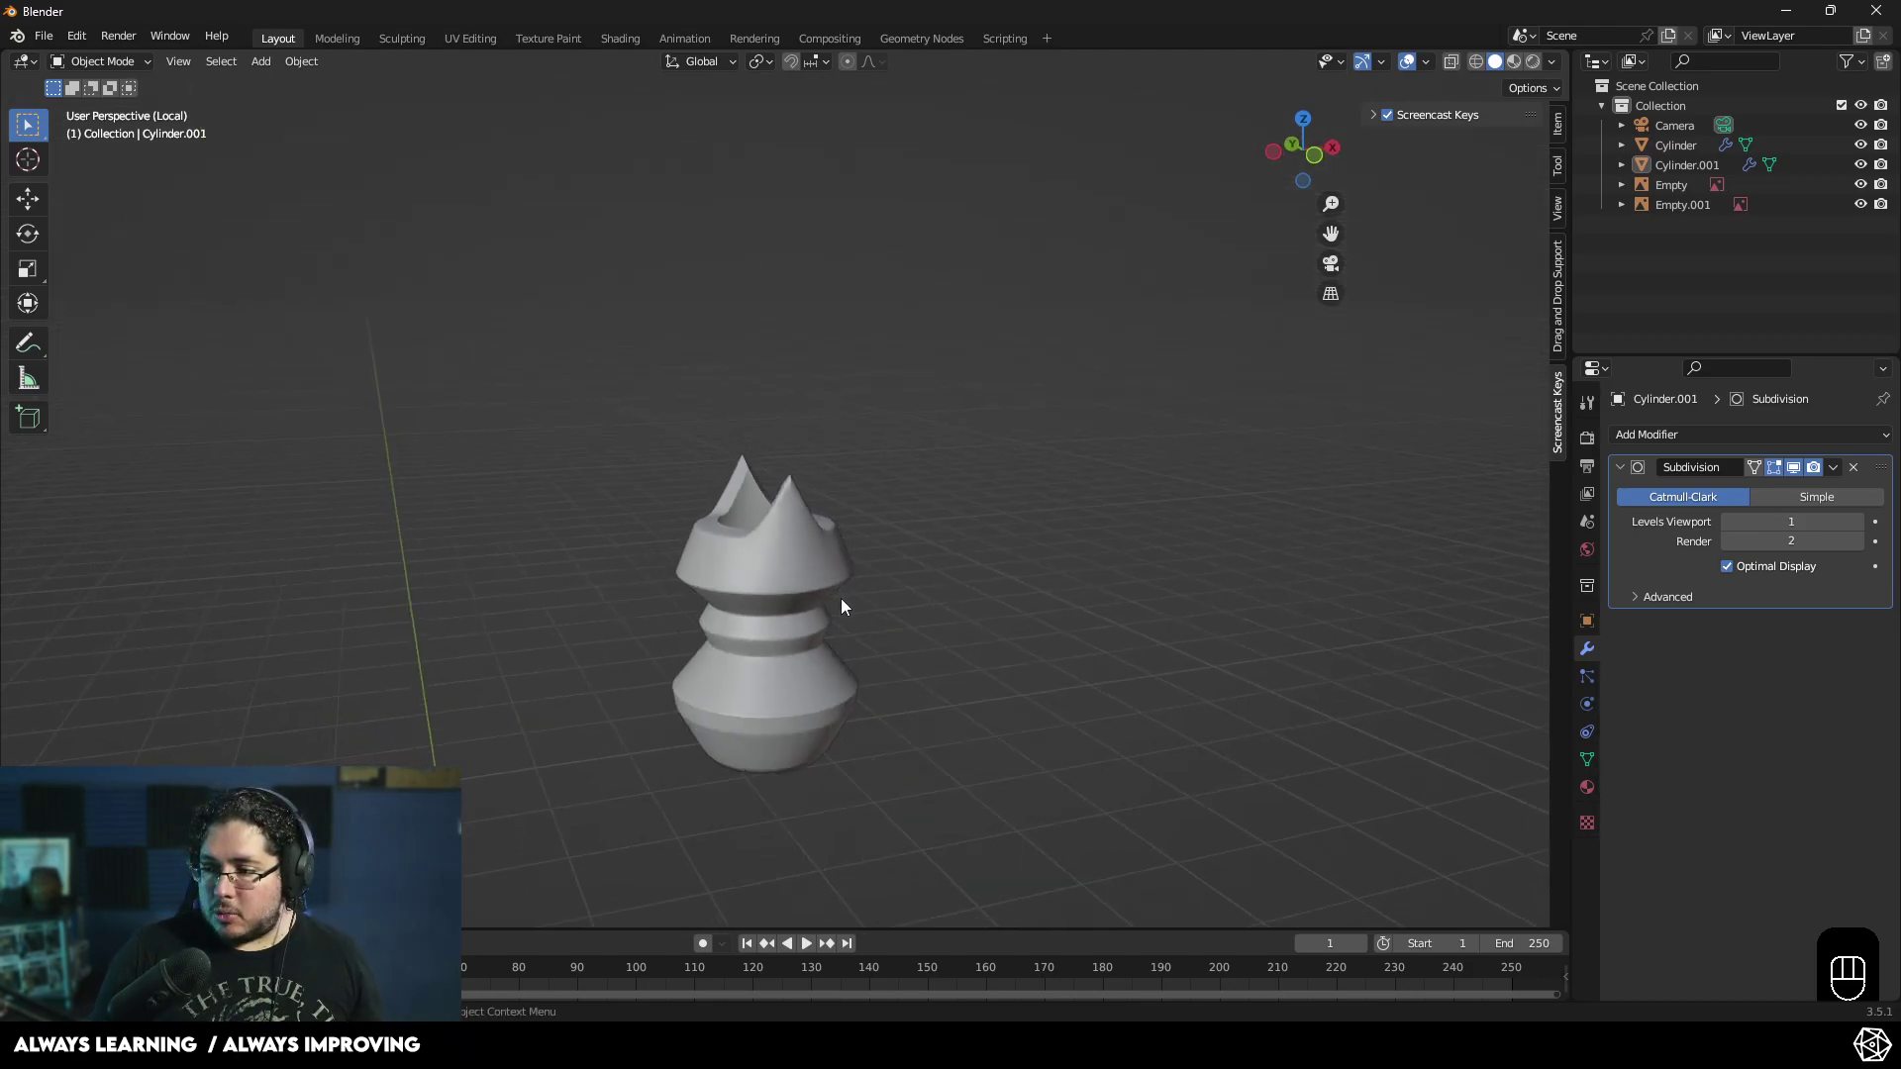
drag(951, 636, 897, 629)
key(KP_Divide)
middle_click(1194, 536)
- Exit Local View so the whole handle and reference show again, and select the crown piece
key(KP_Divide)
drag(819, 600, 883, 619)
middle_click(1003, 611)
click(920, 637)
middle_click(1072, 658)
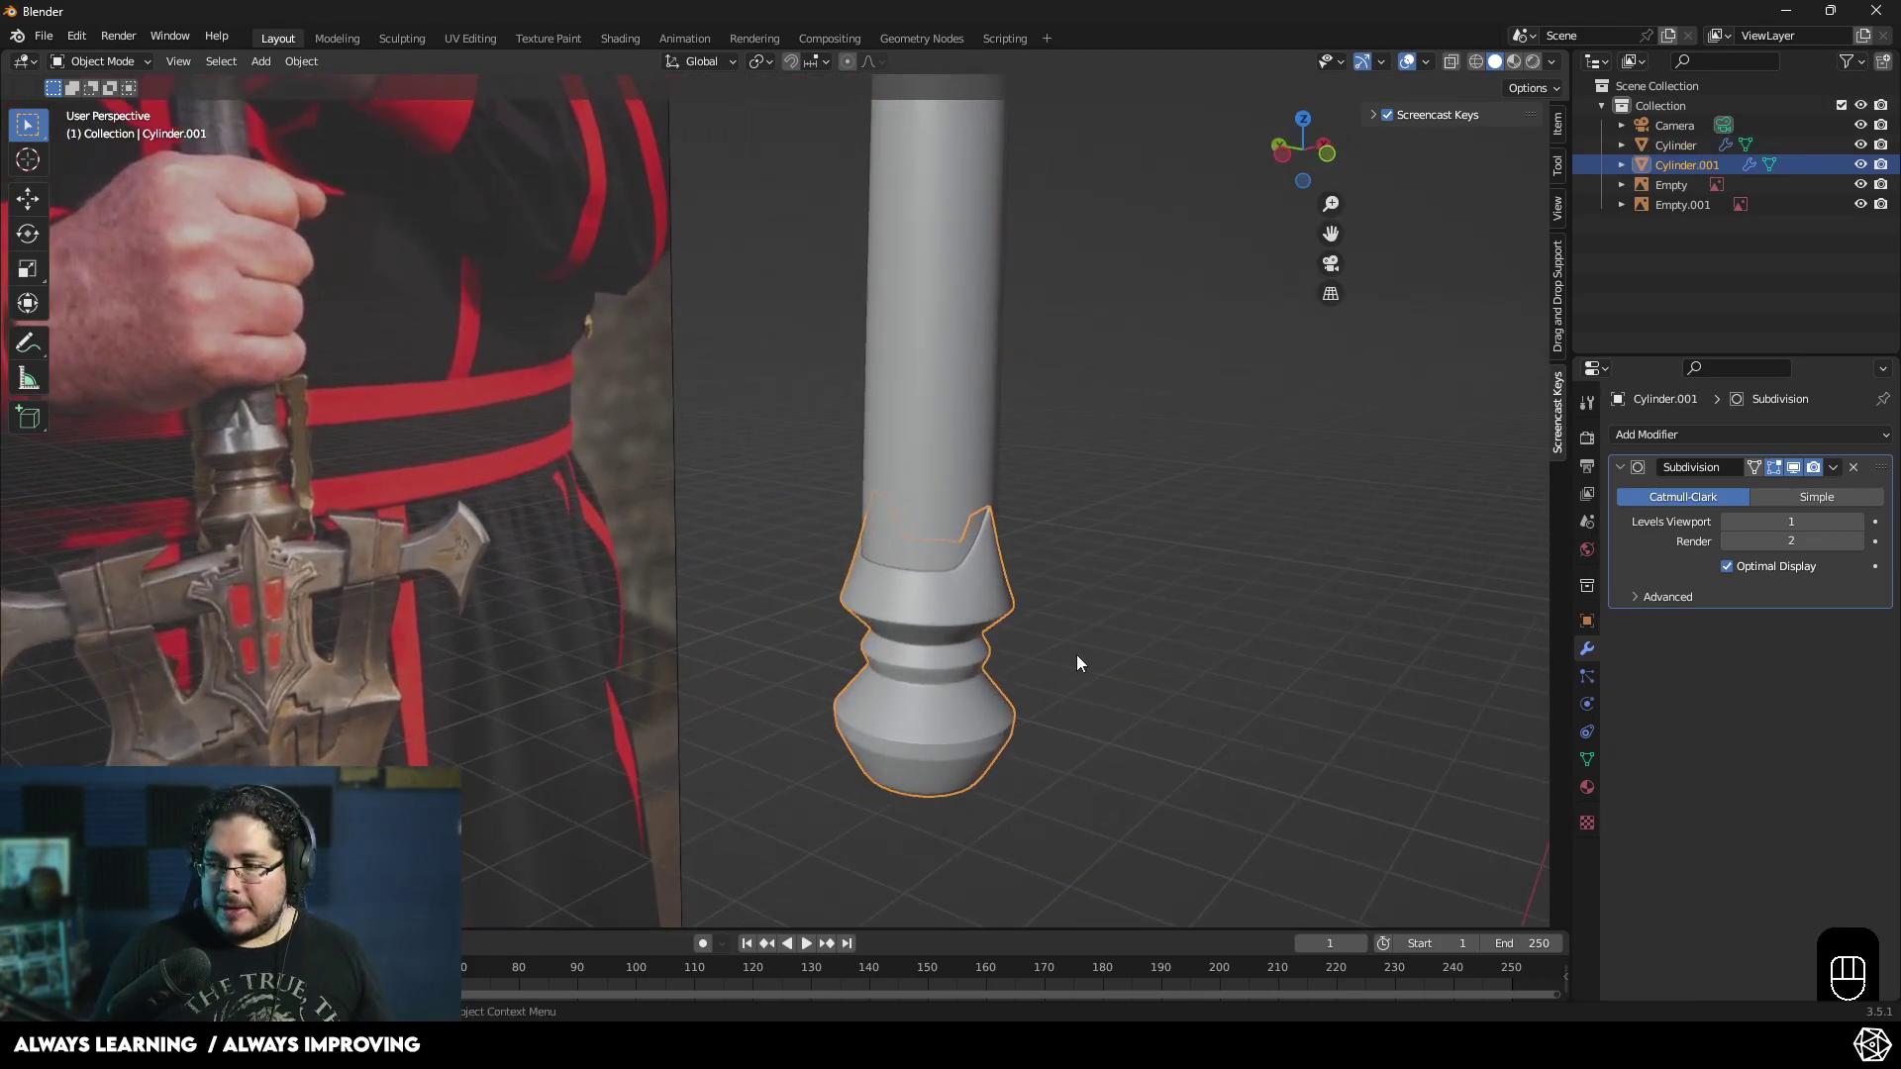
- Switch to Front Orthographic view and zoom in on the reference crossguard
drag(1011, 650, 992, 587)
drag(981, 587, 873, 560)
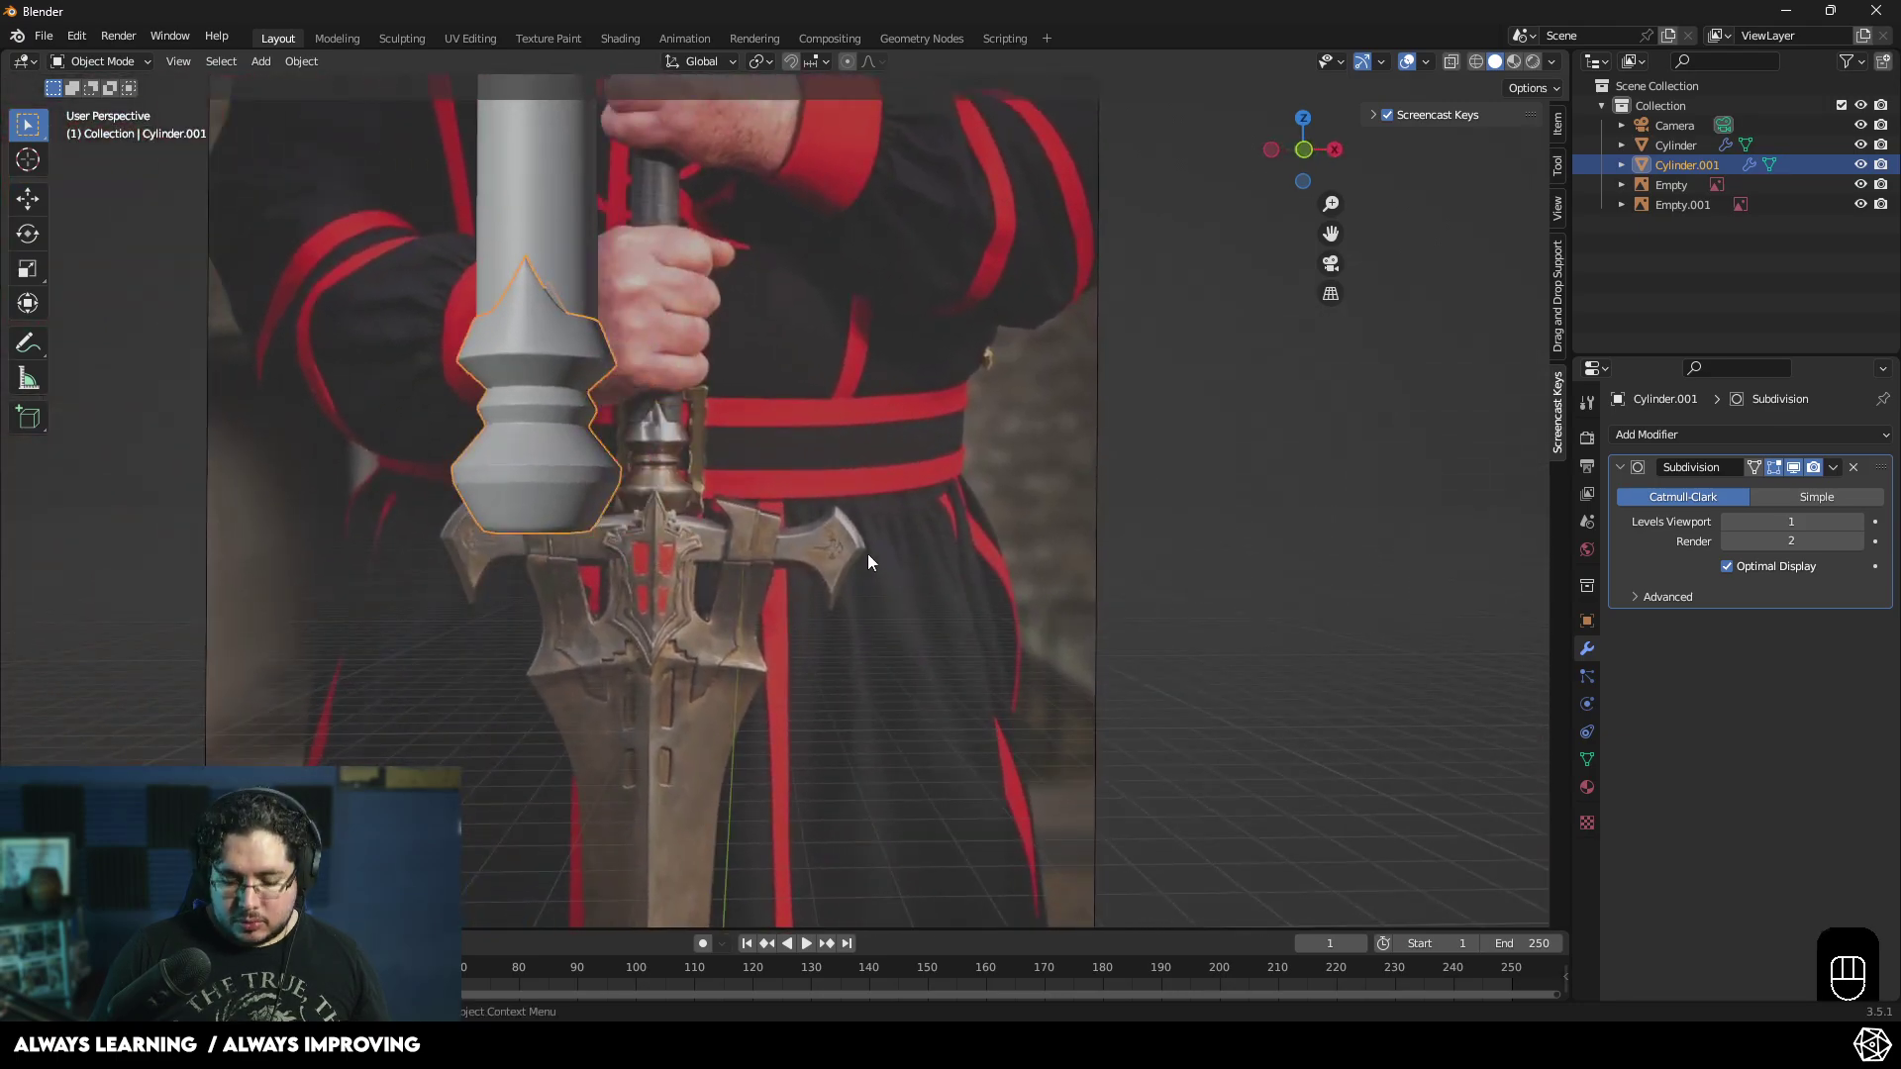
key(KP_3)
key(KP_1)
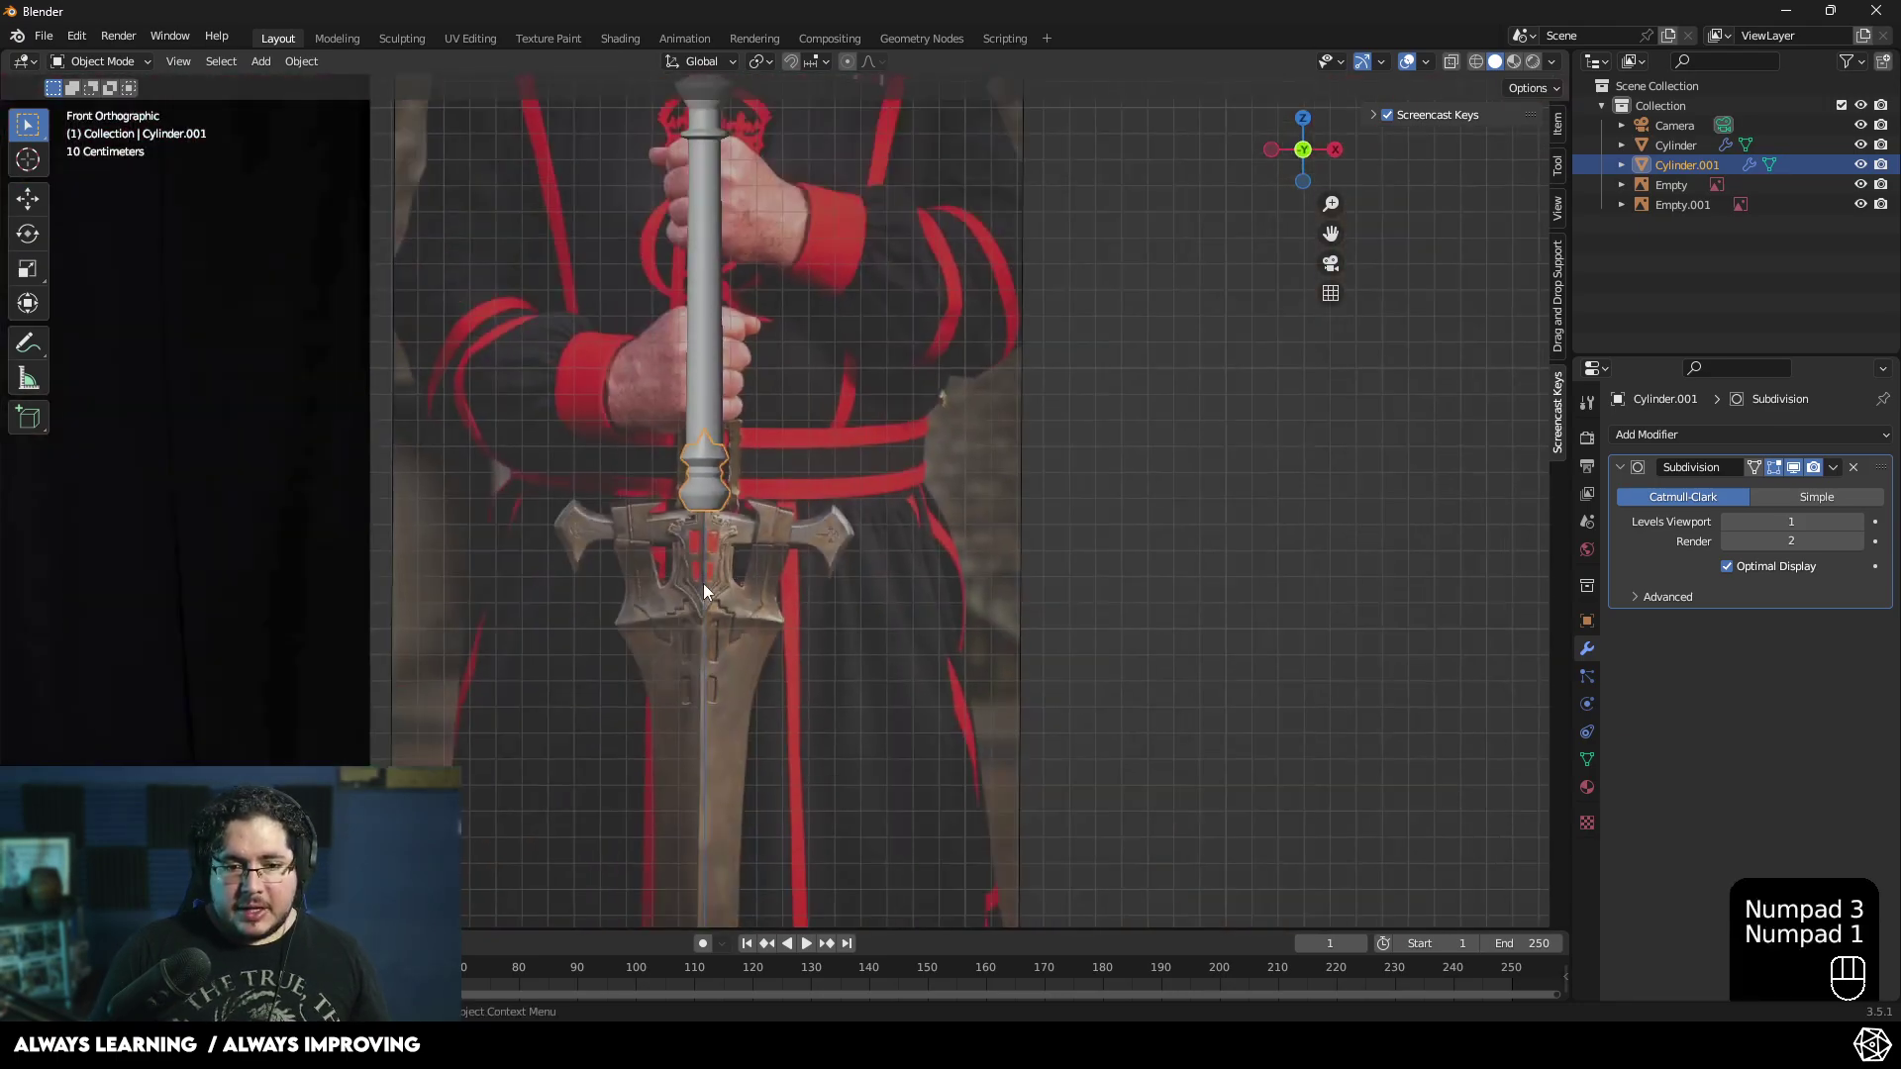
drag(753, 563, 790, 452)
drag(814, 469, 840, 552)
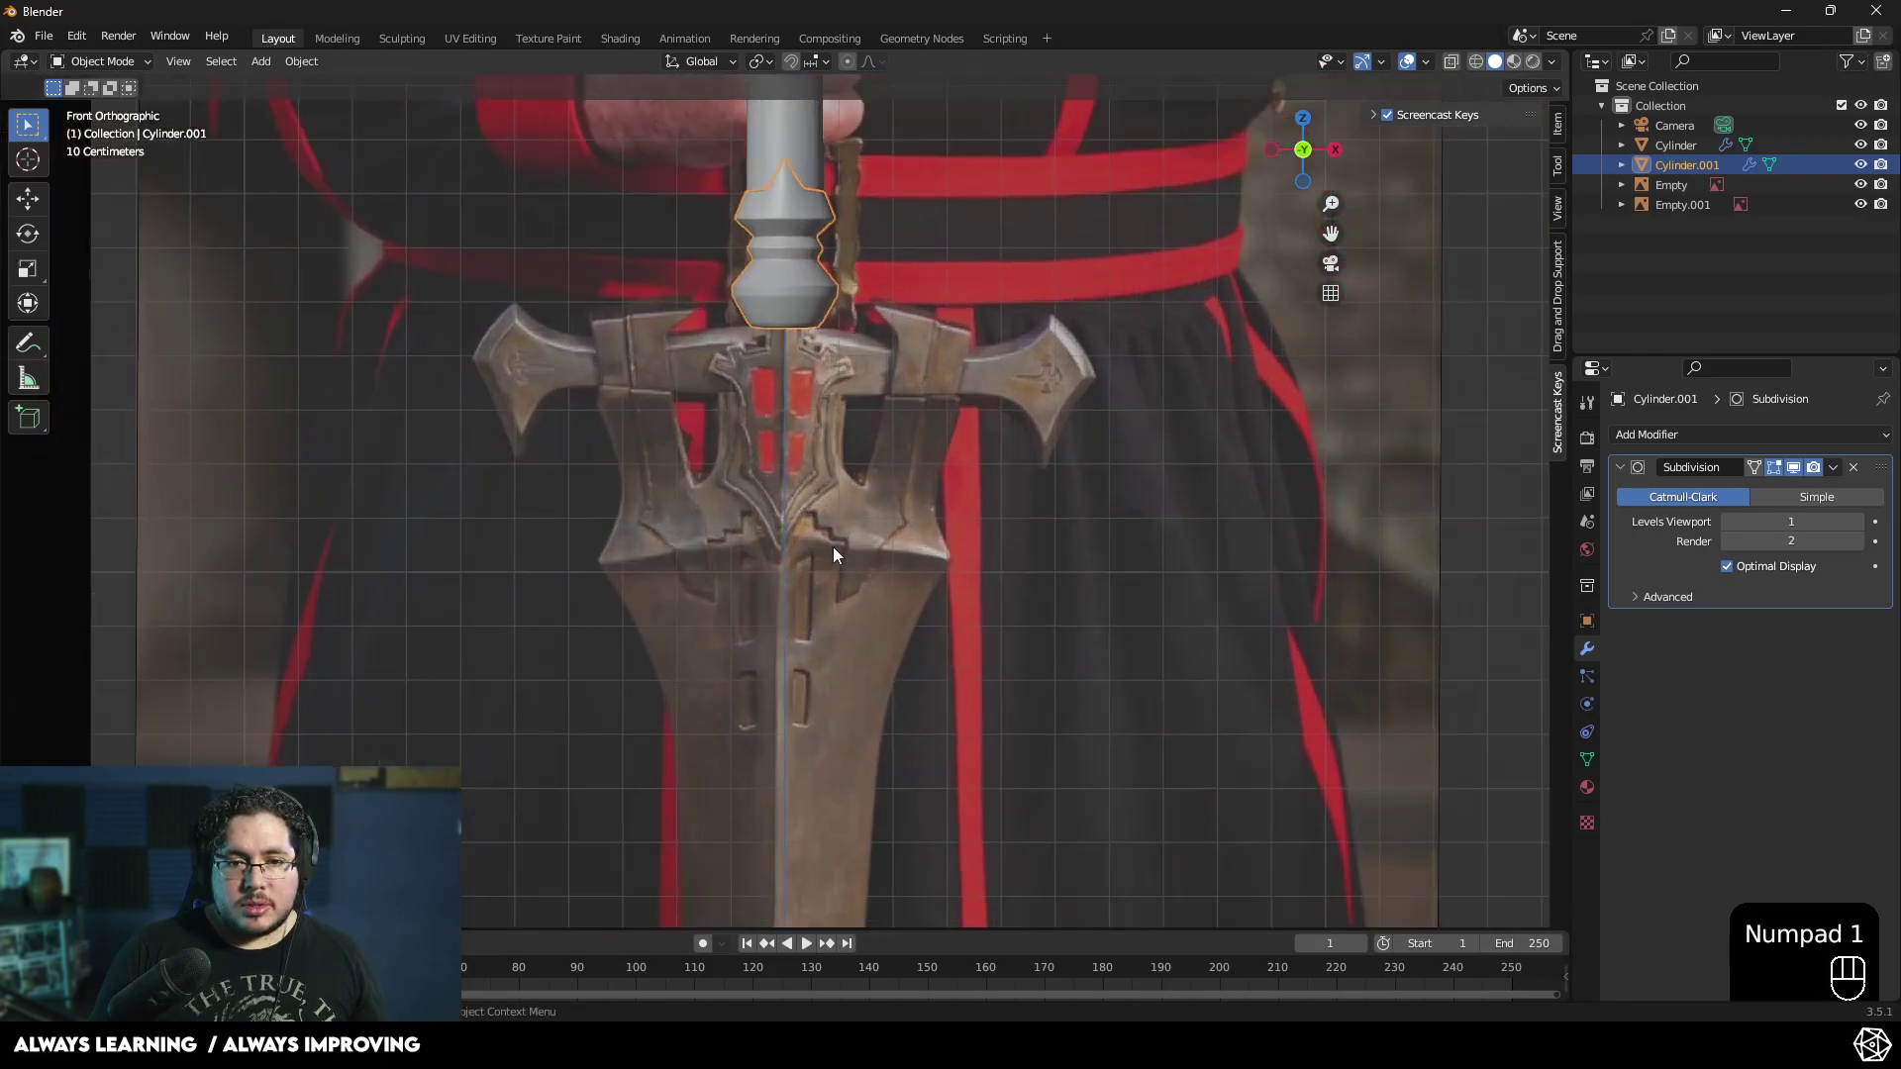
- Add an edge loop near the bottom rim of the lower handle piece, then bring the crossguard into view
drag(891, 586, 897, 648)
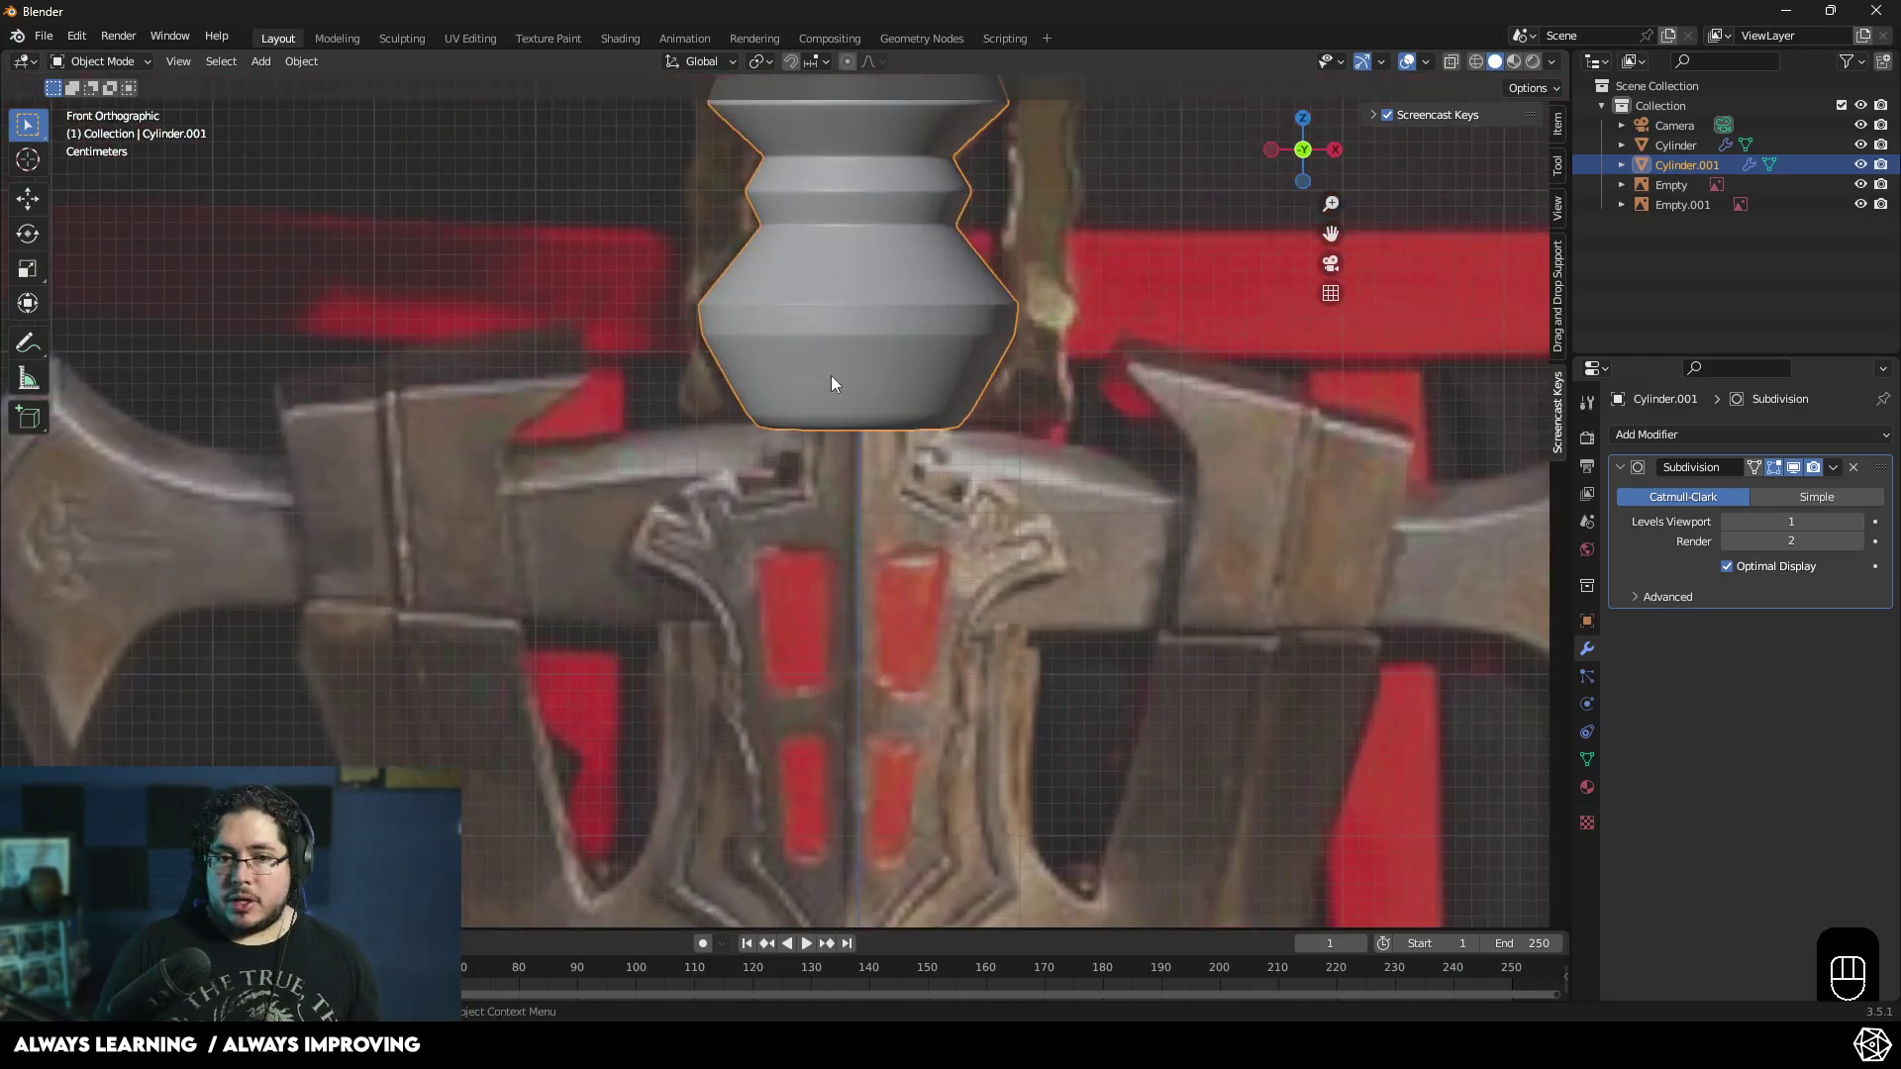
key(Tab)
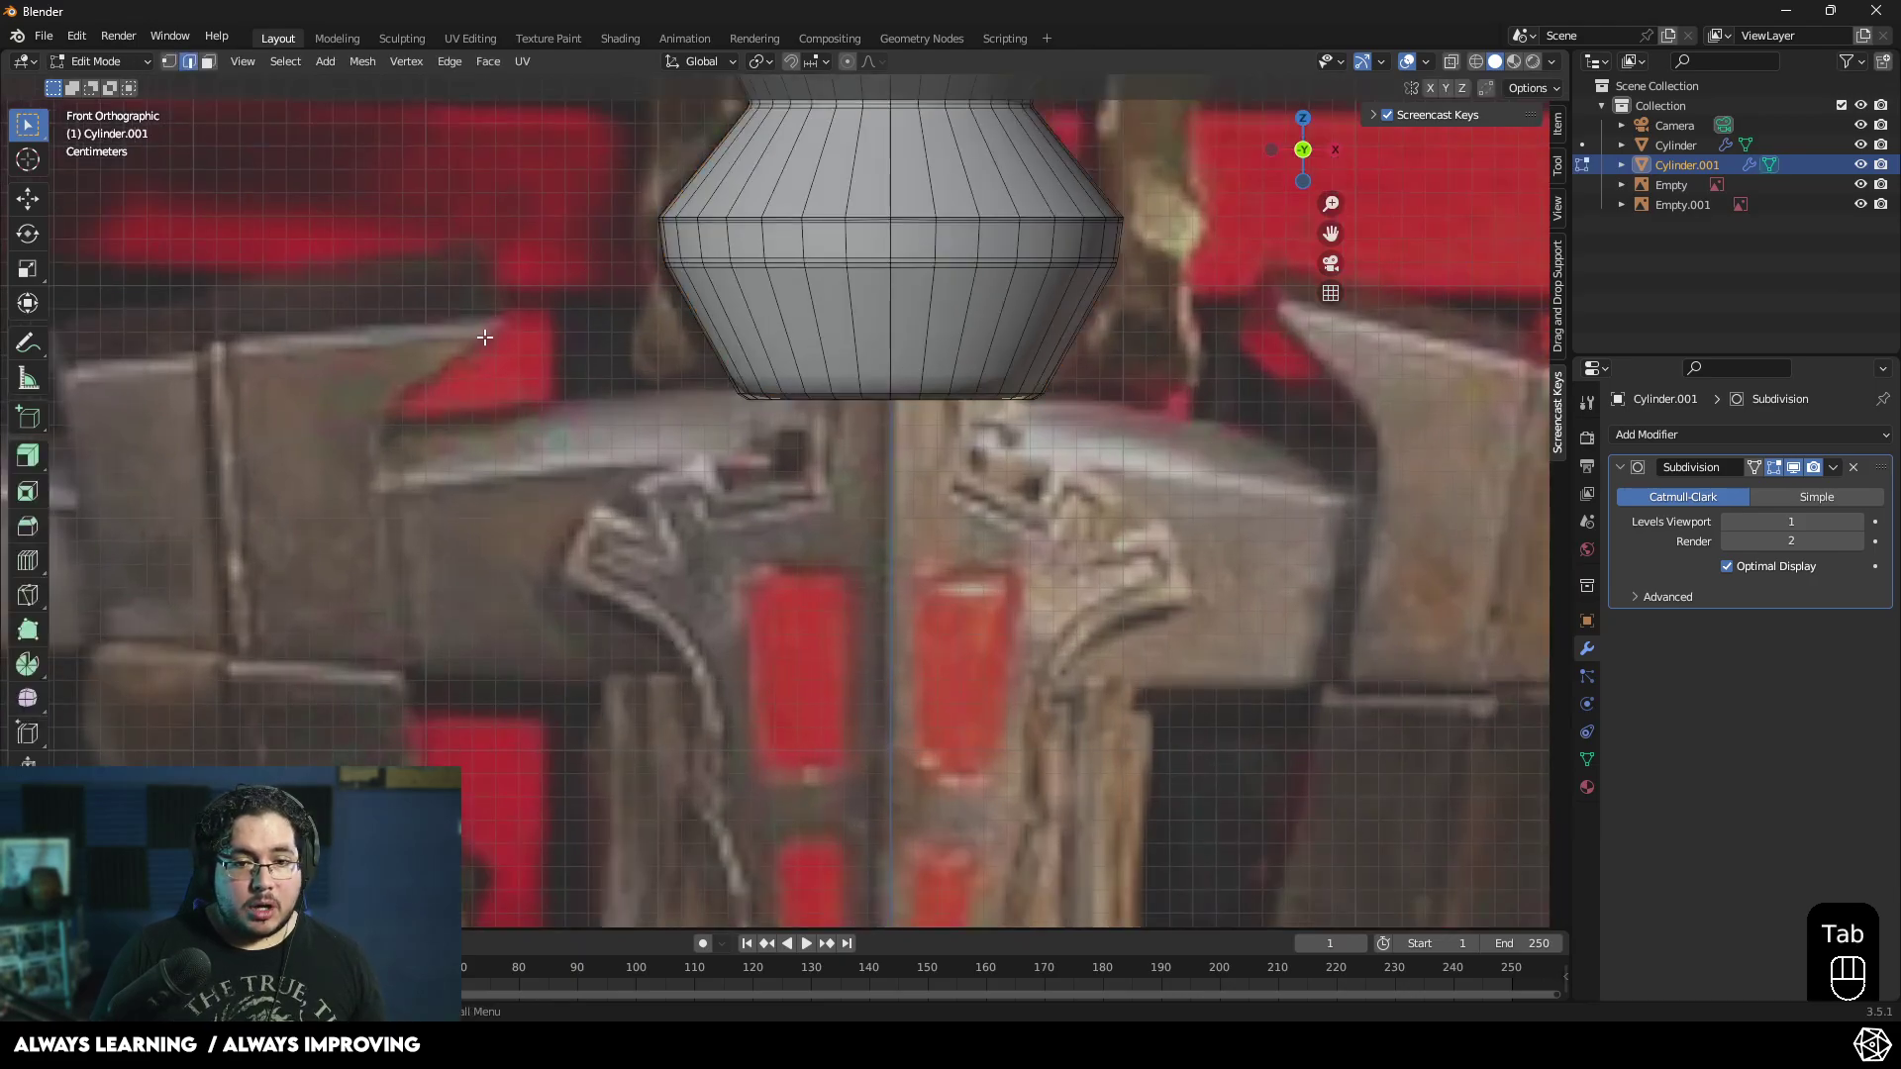
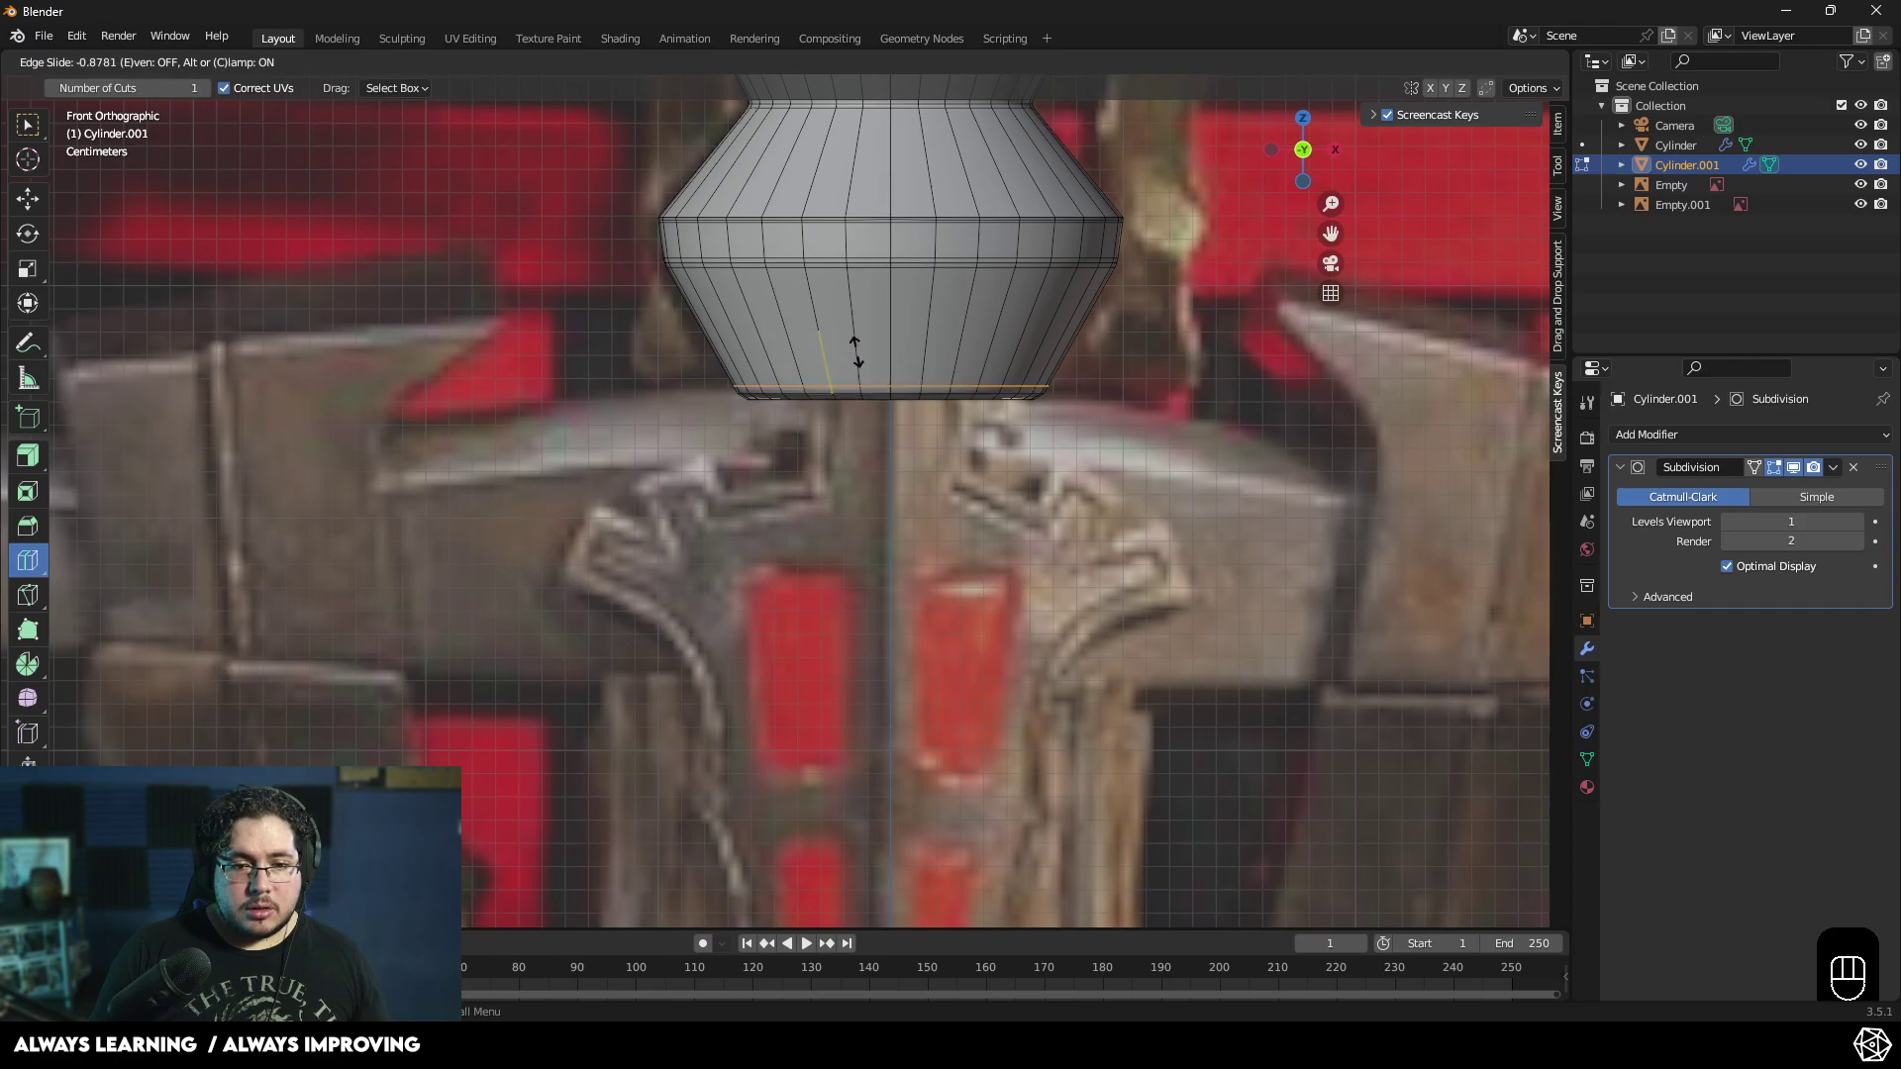
key(Tab)
drag(920, 467, 899, 331)
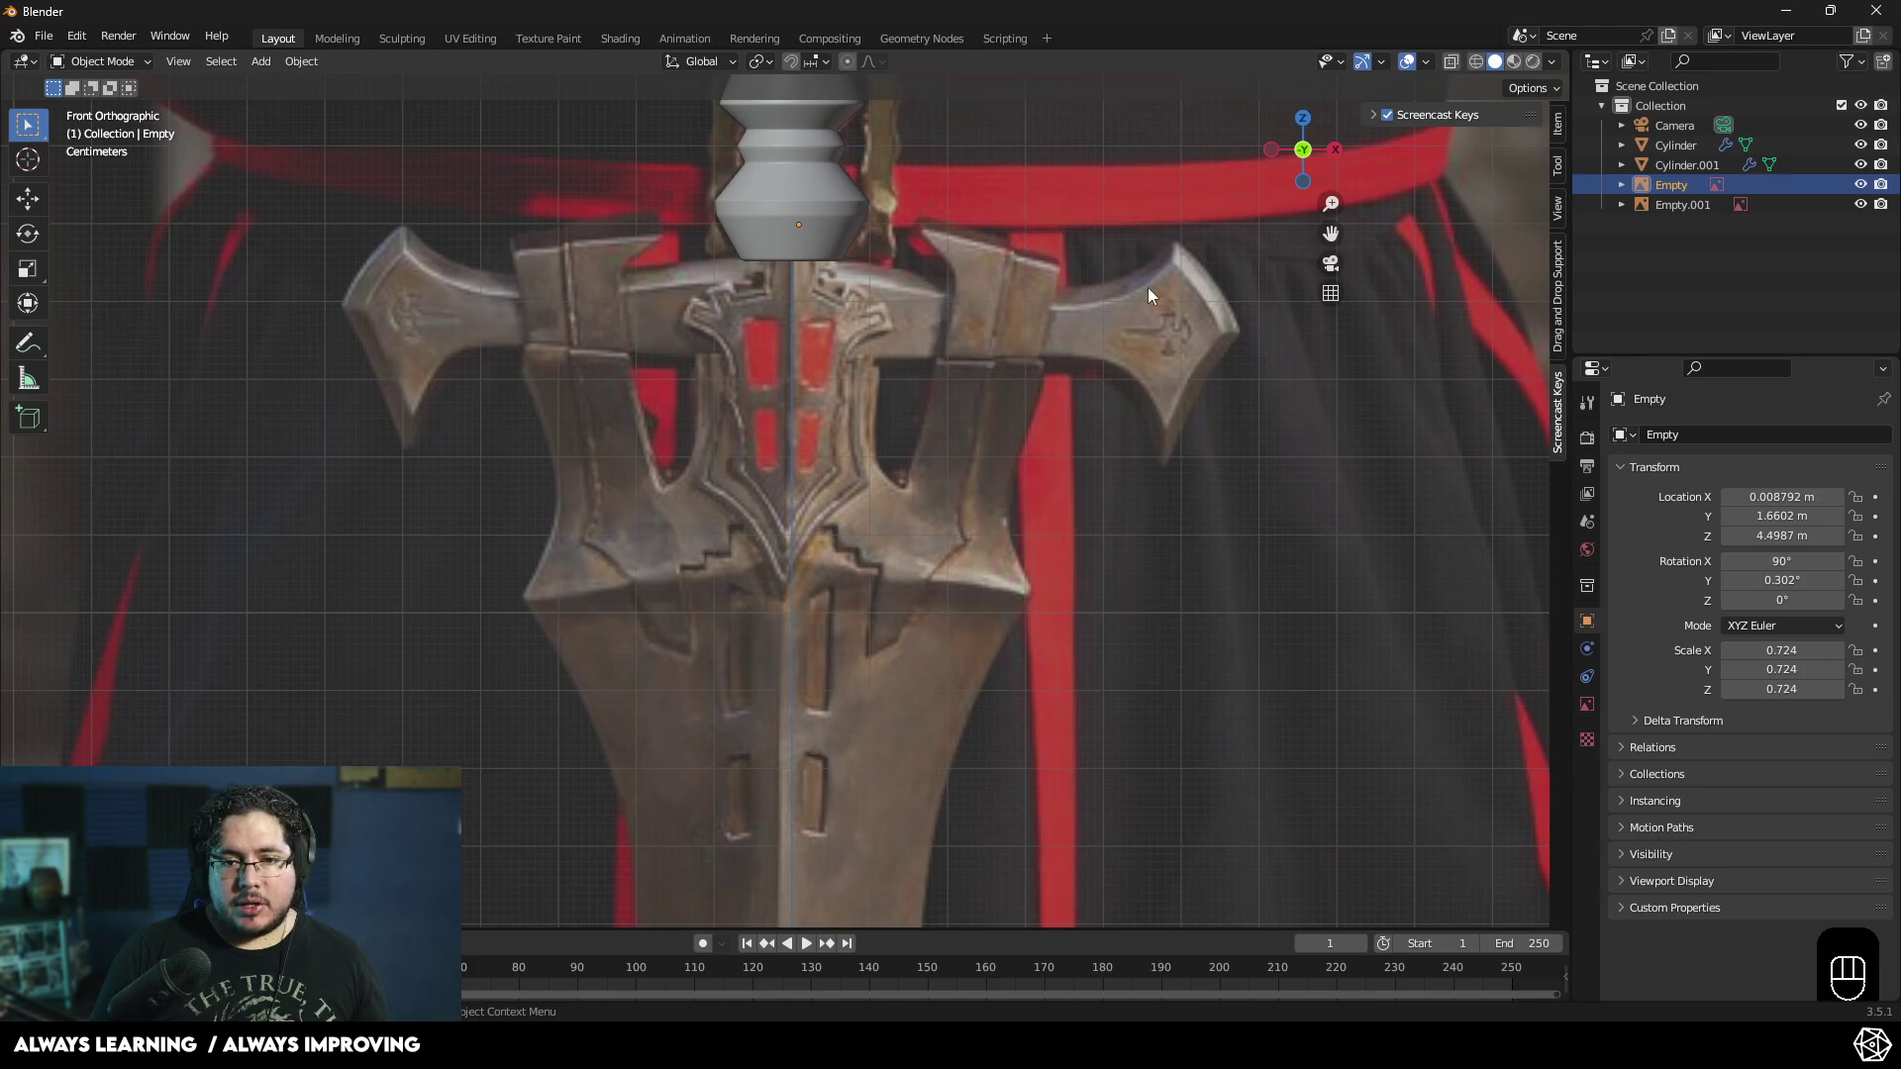
drag(962, 412, 958, 448)
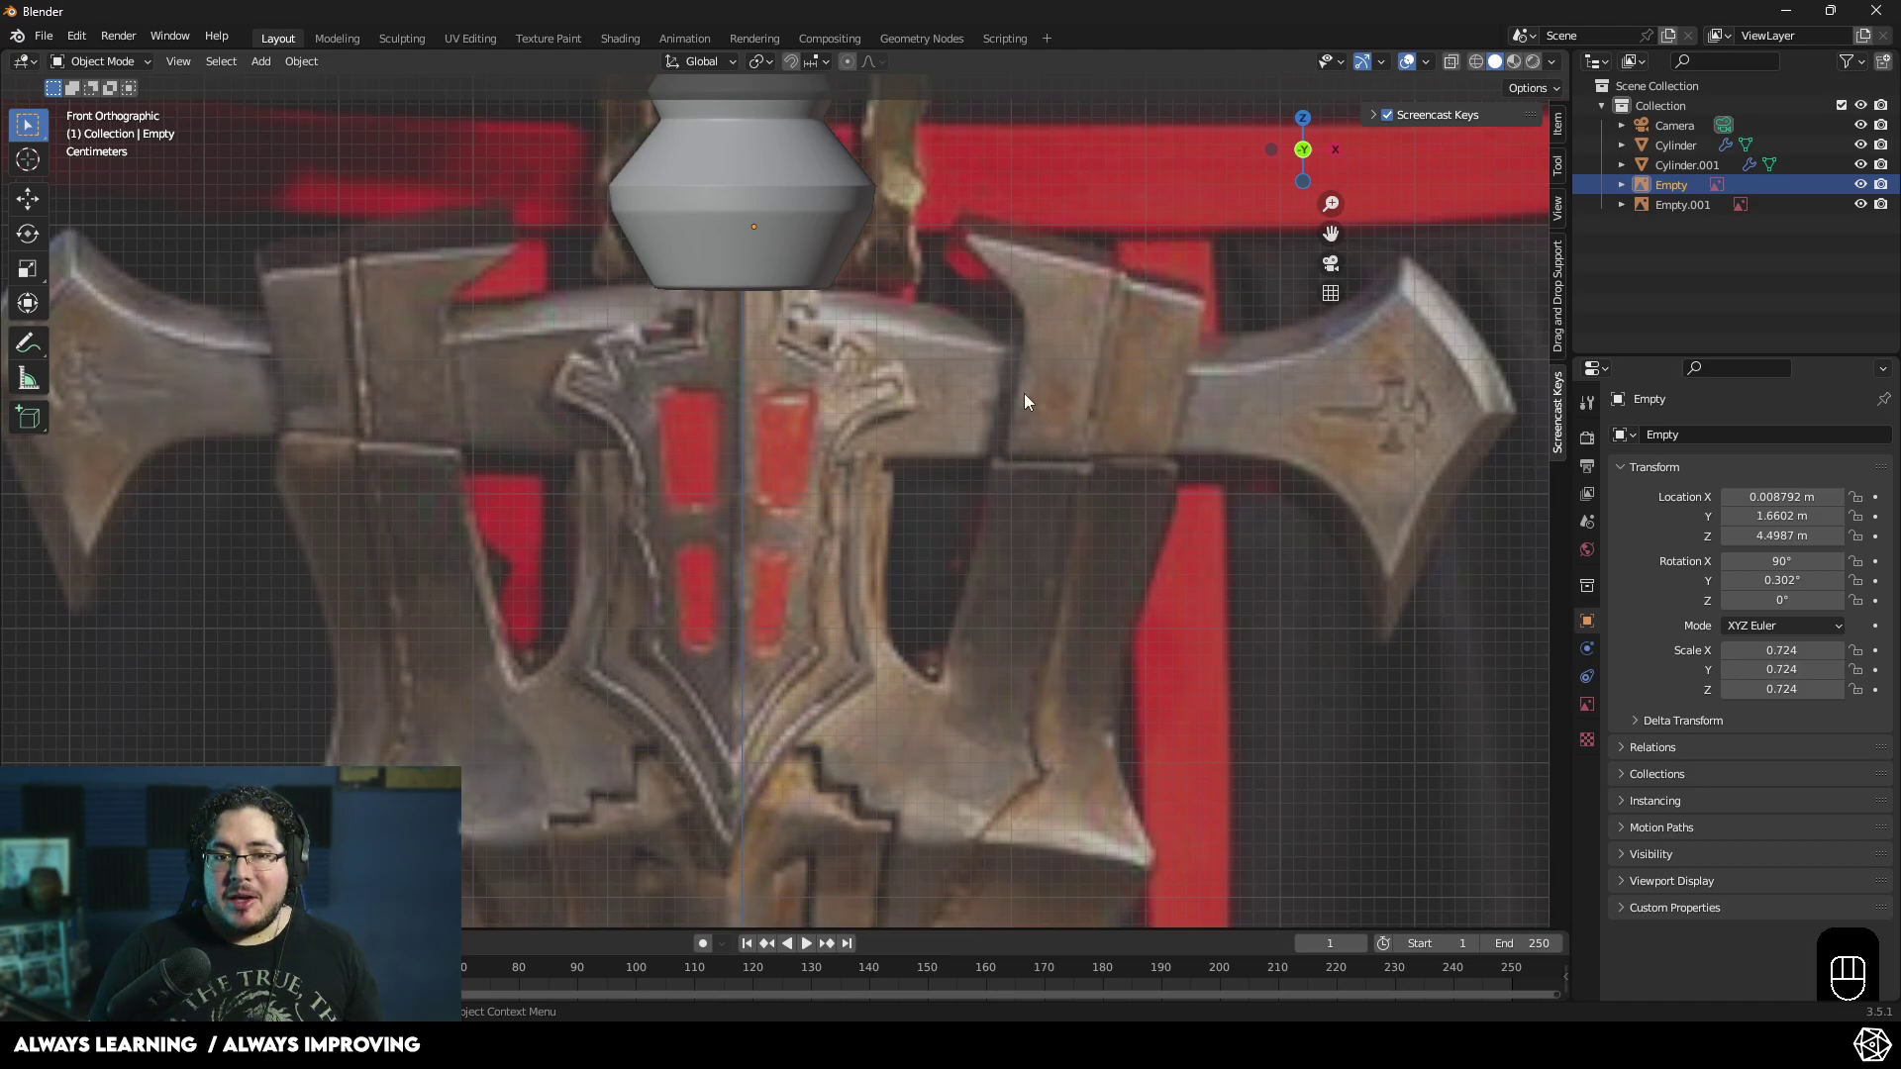
click(919, 485)
- Add a mesh plane, rotate it 90° on X to stand upright and scale it down
key(shift+a)
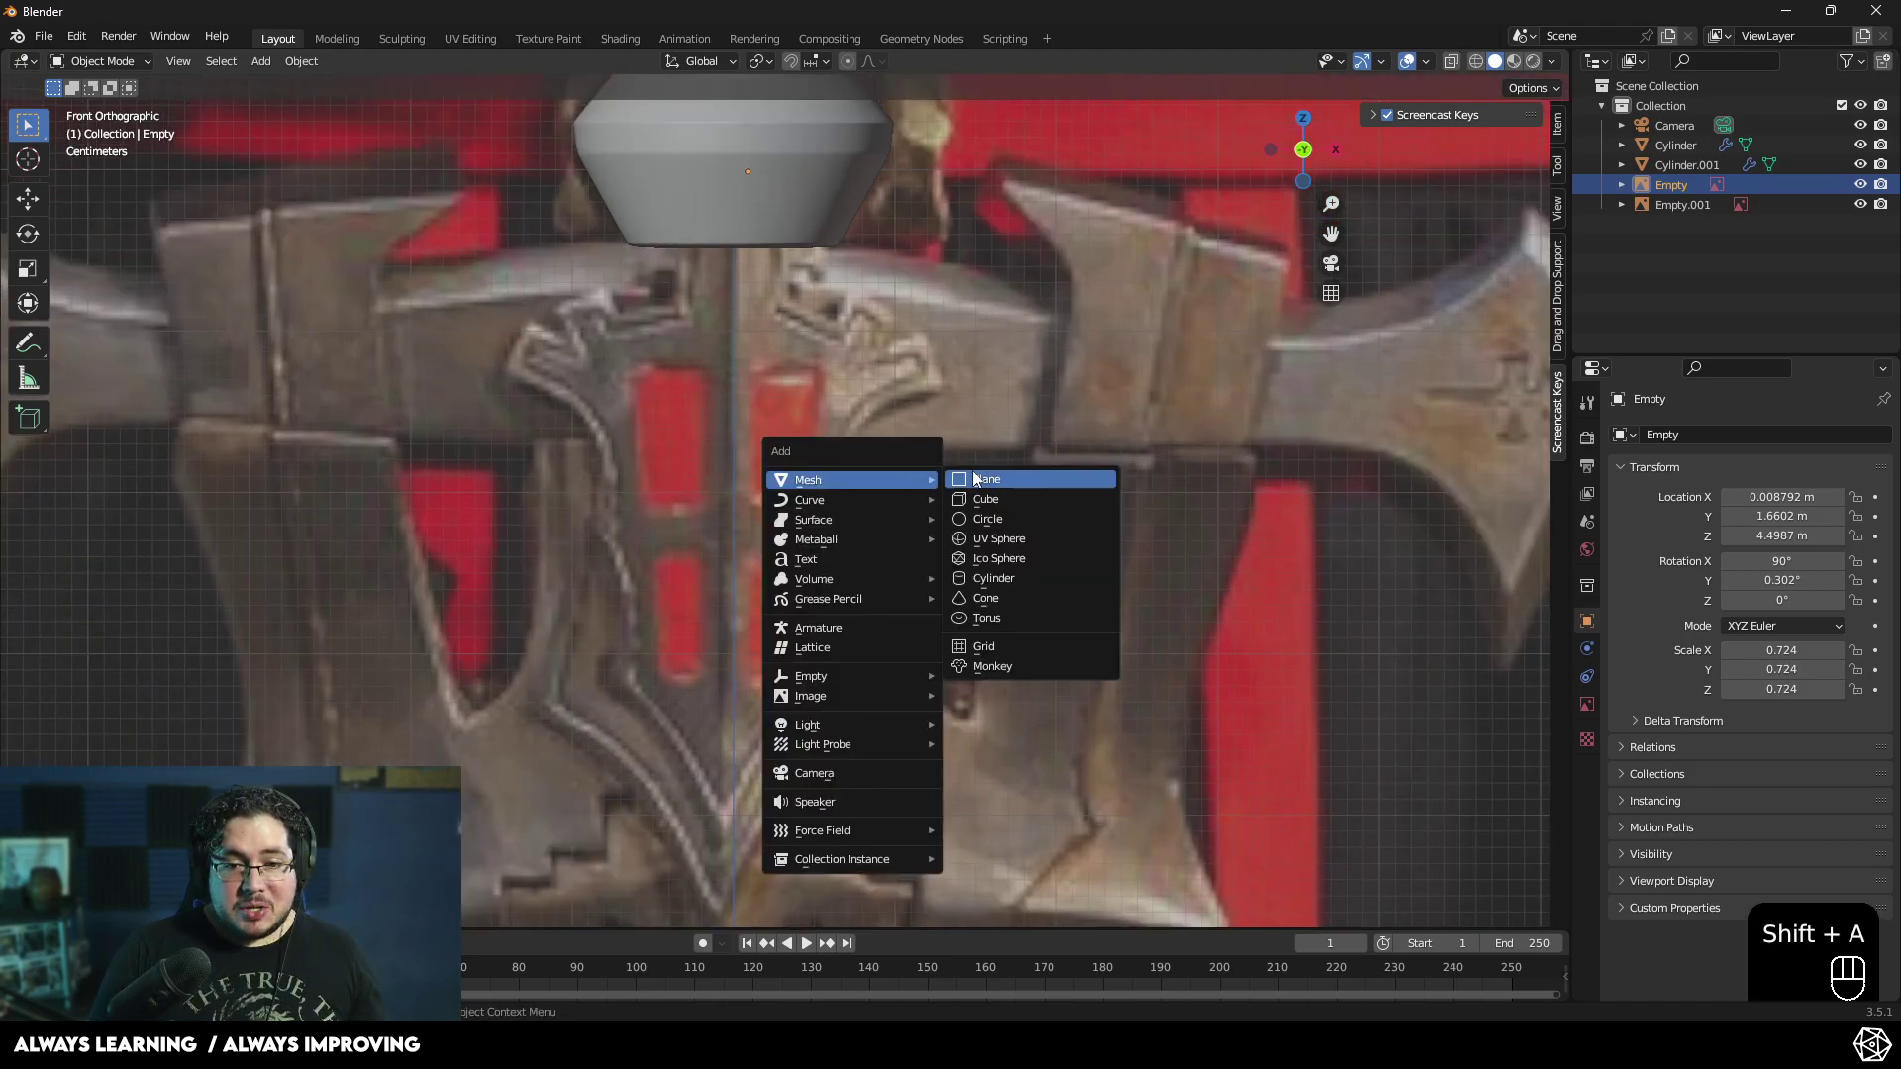
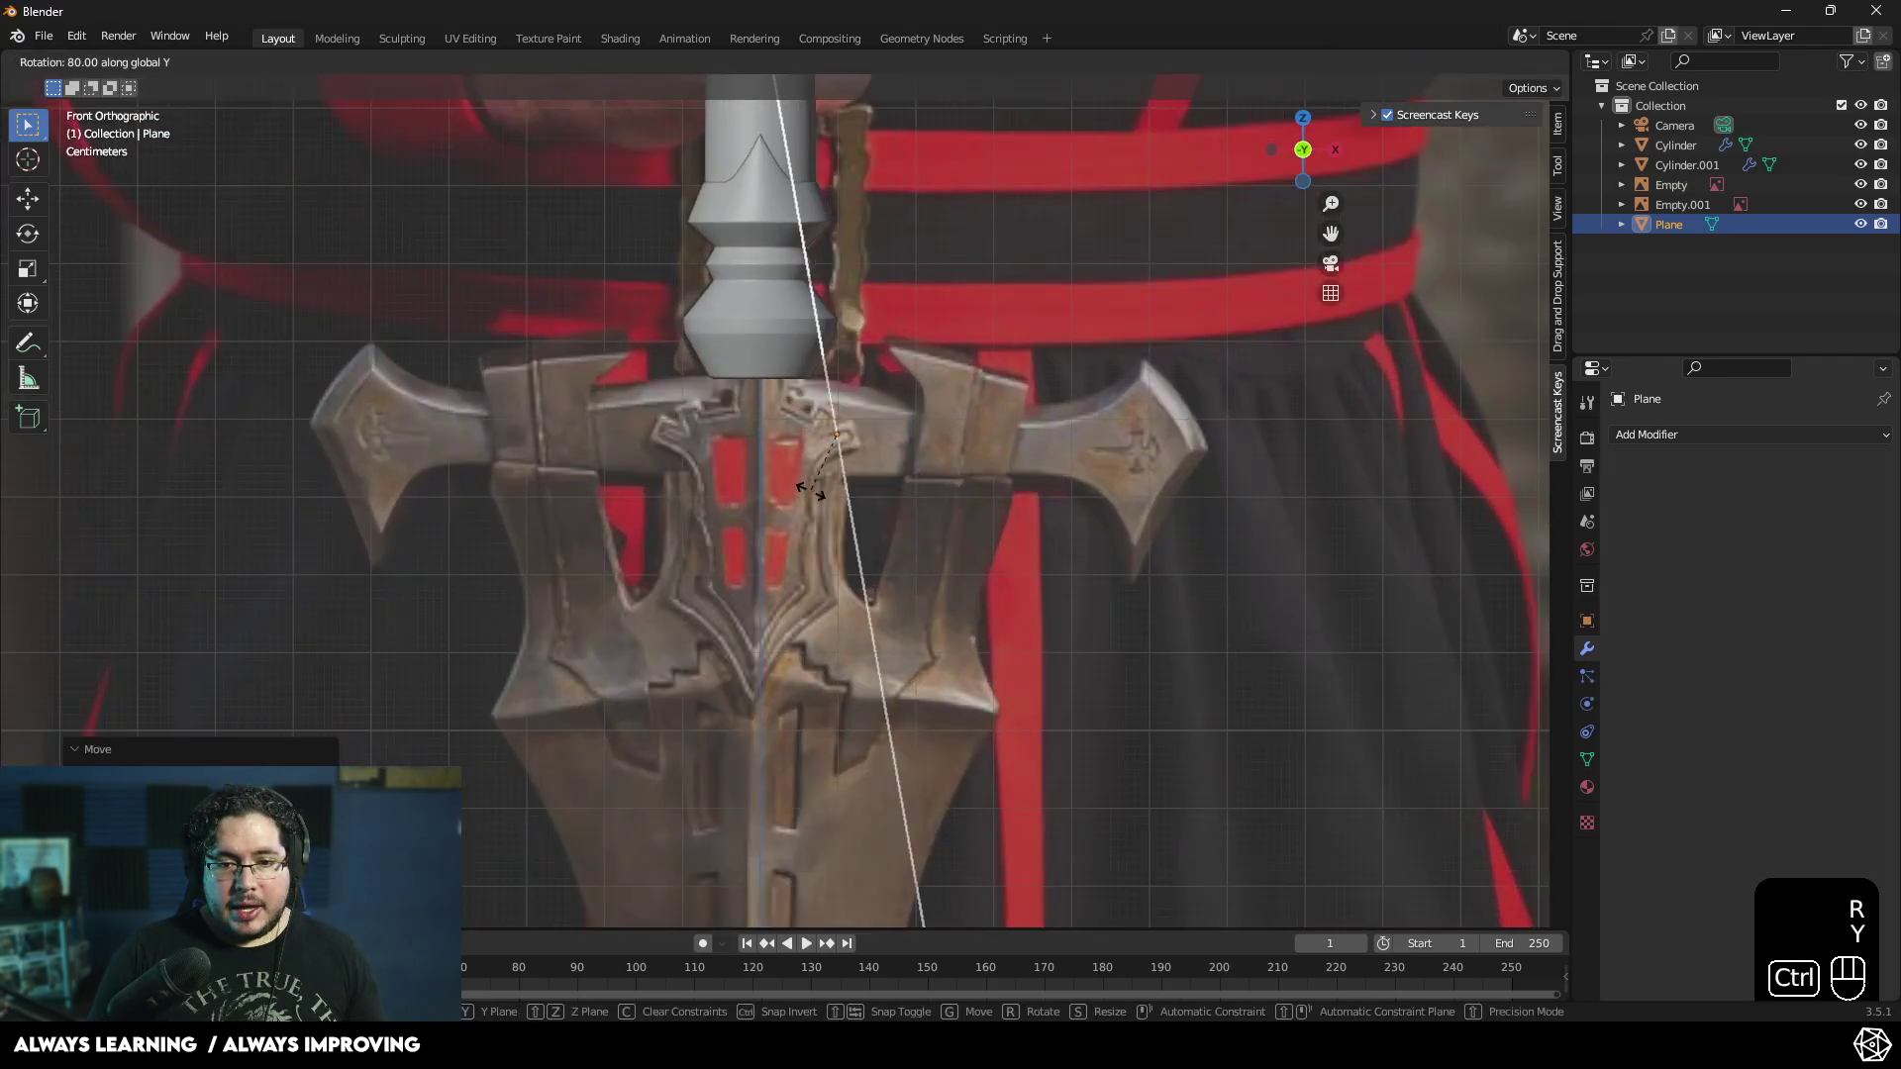
key(r)
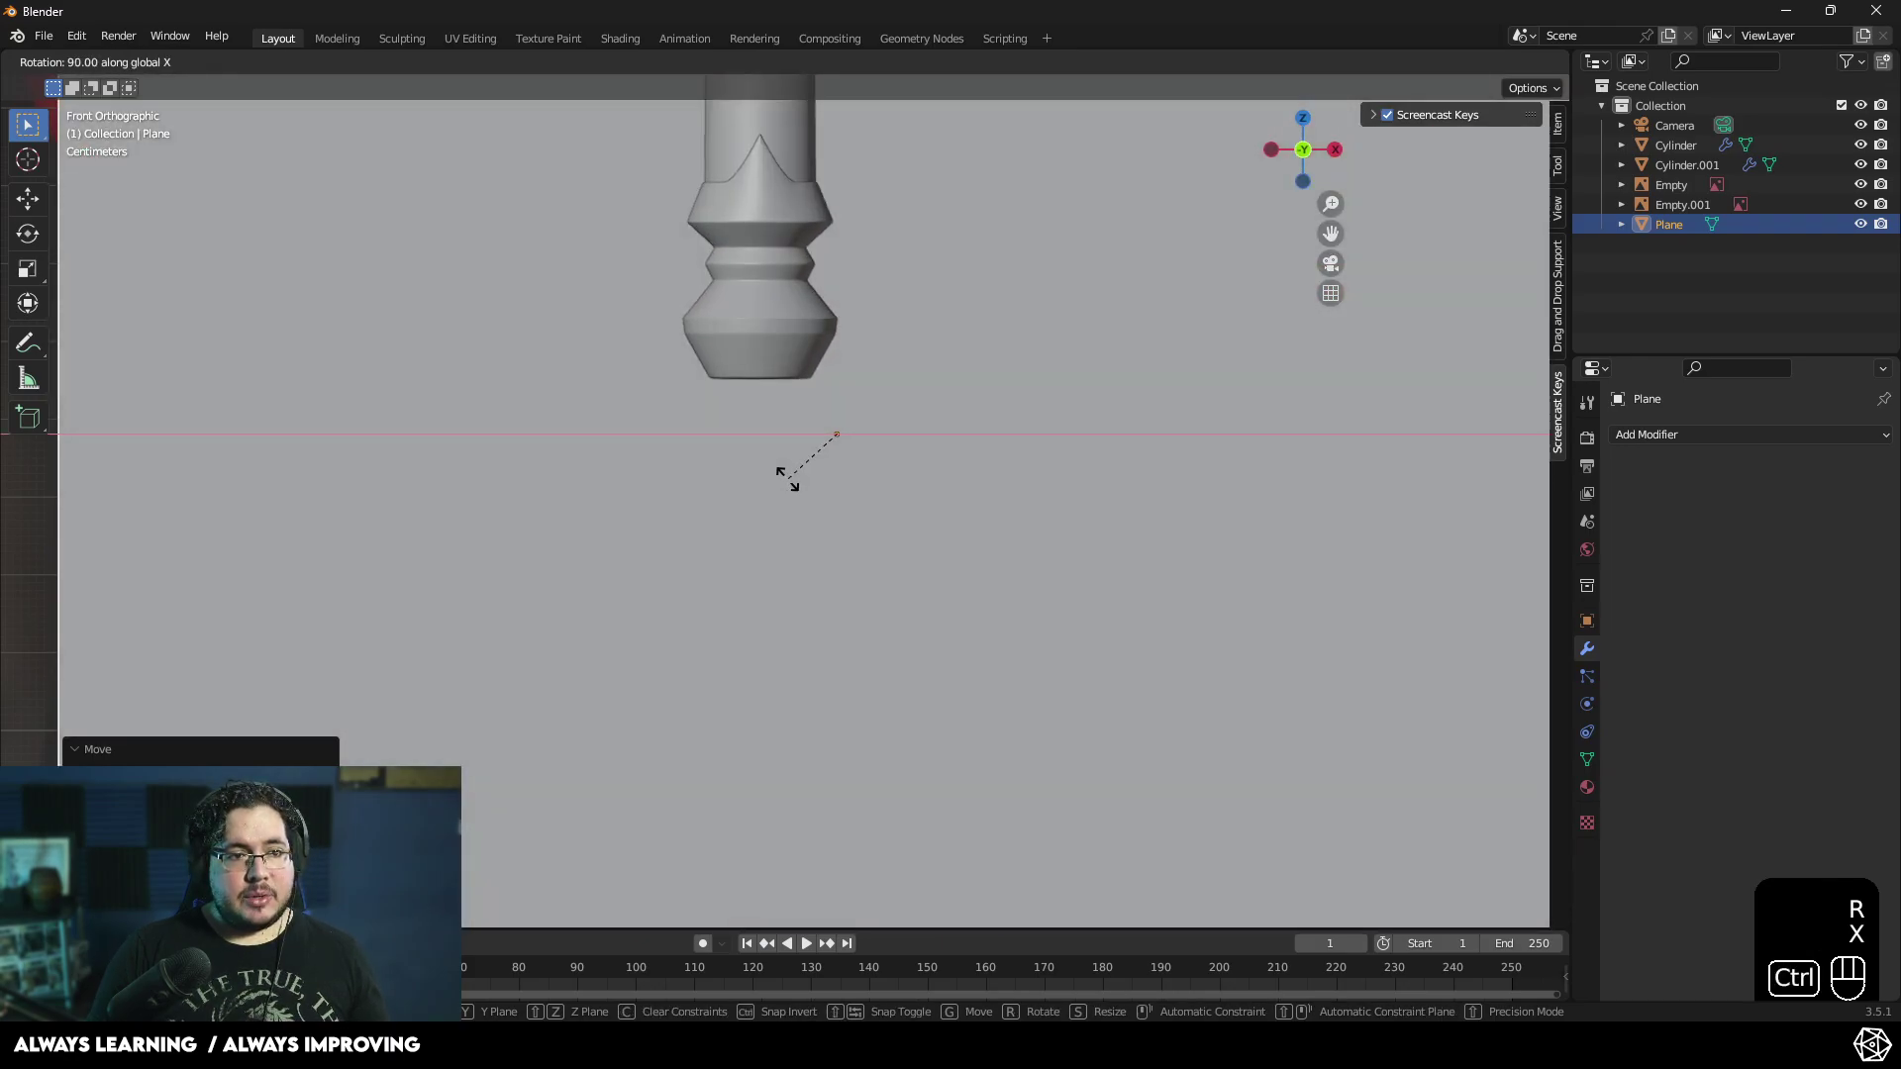
click(801, 484)
key(s)
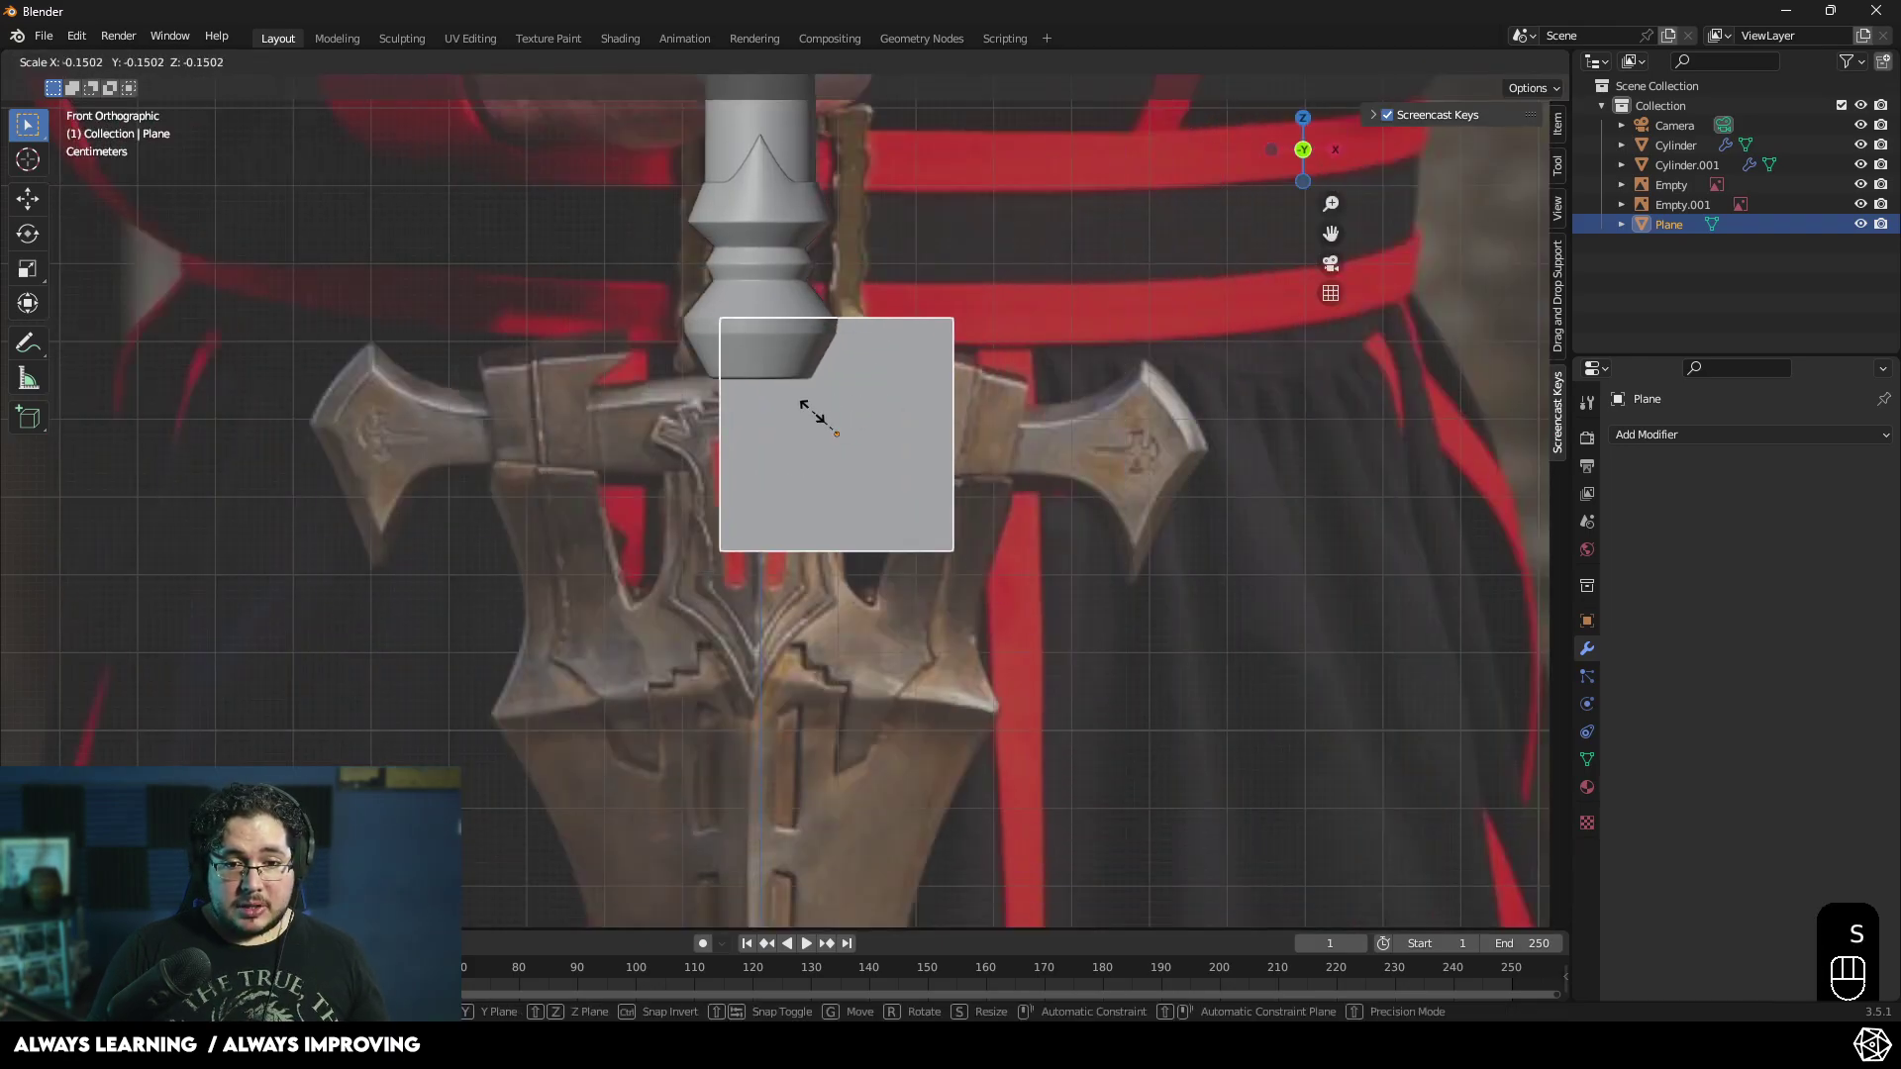
click(844, 434)
middle_click(837, 496)
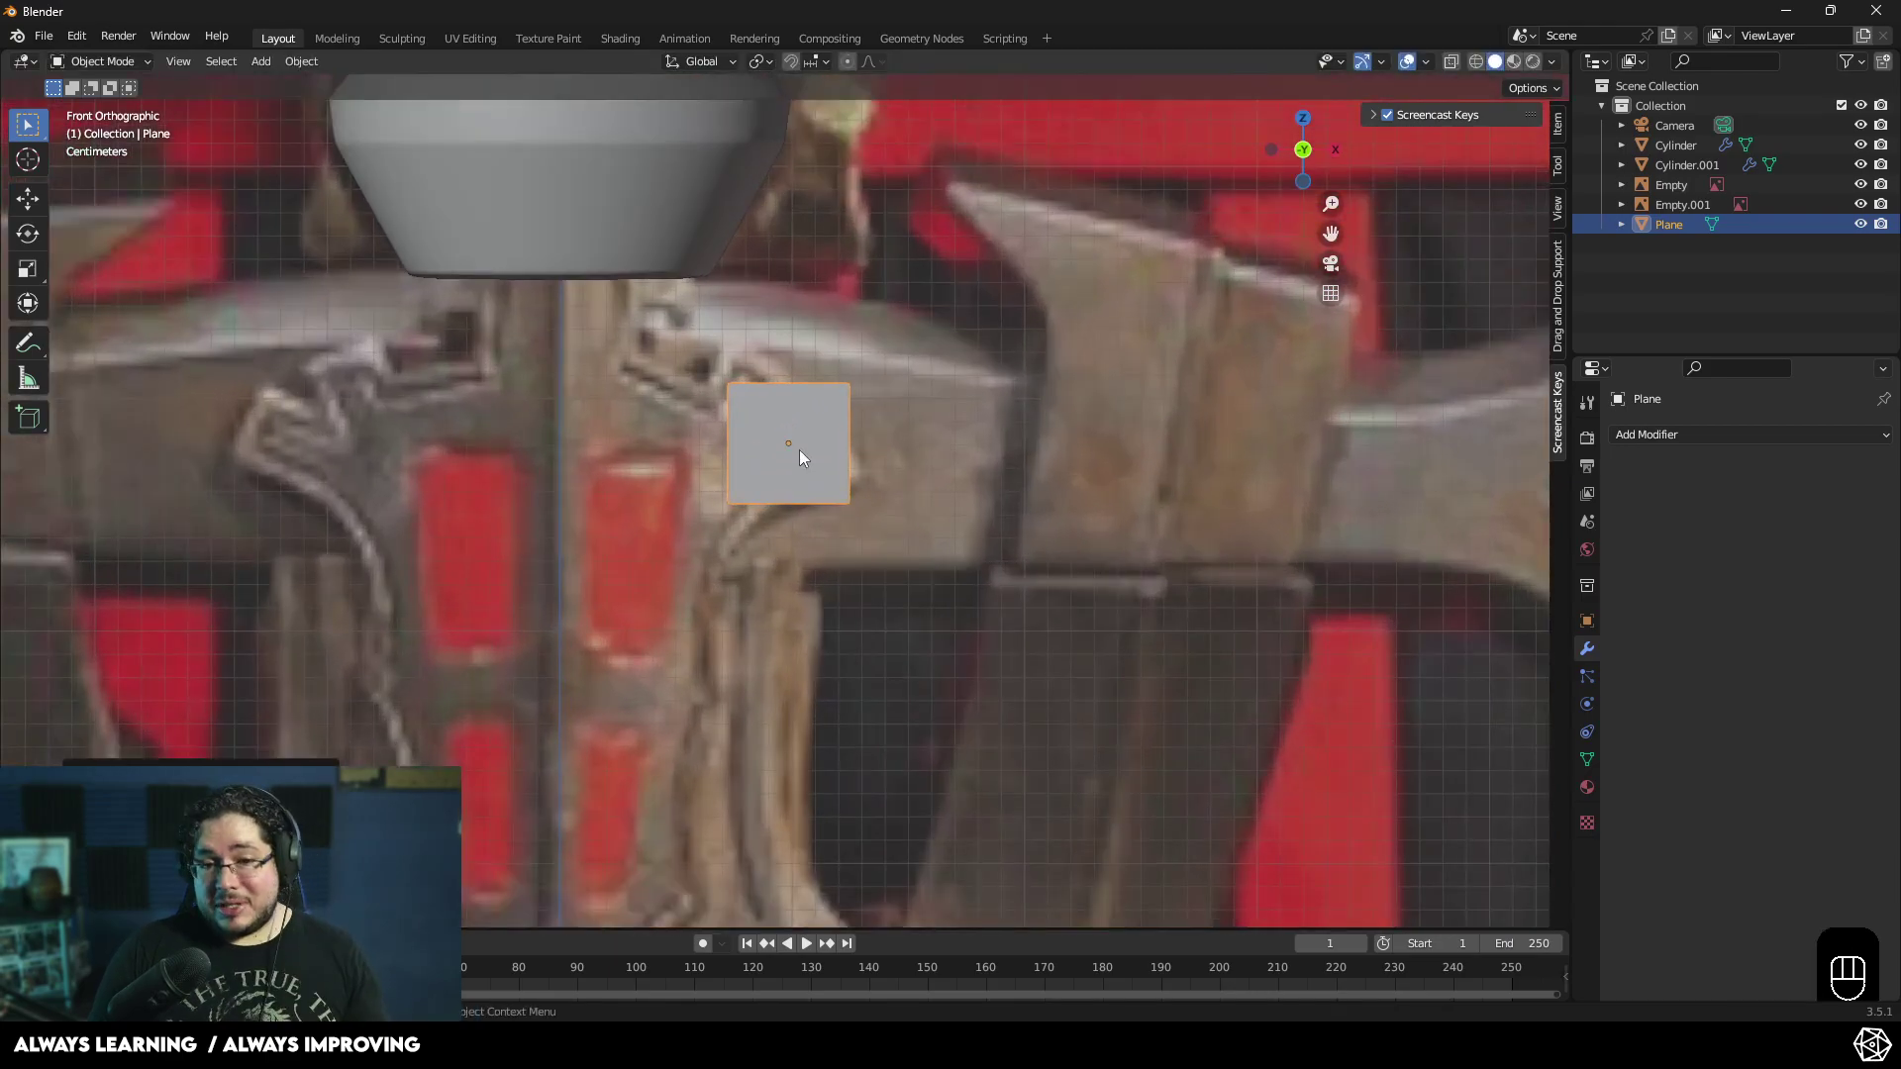
- Move the plane horizontally onto the right crossguard arm and shrink it further
key(g)
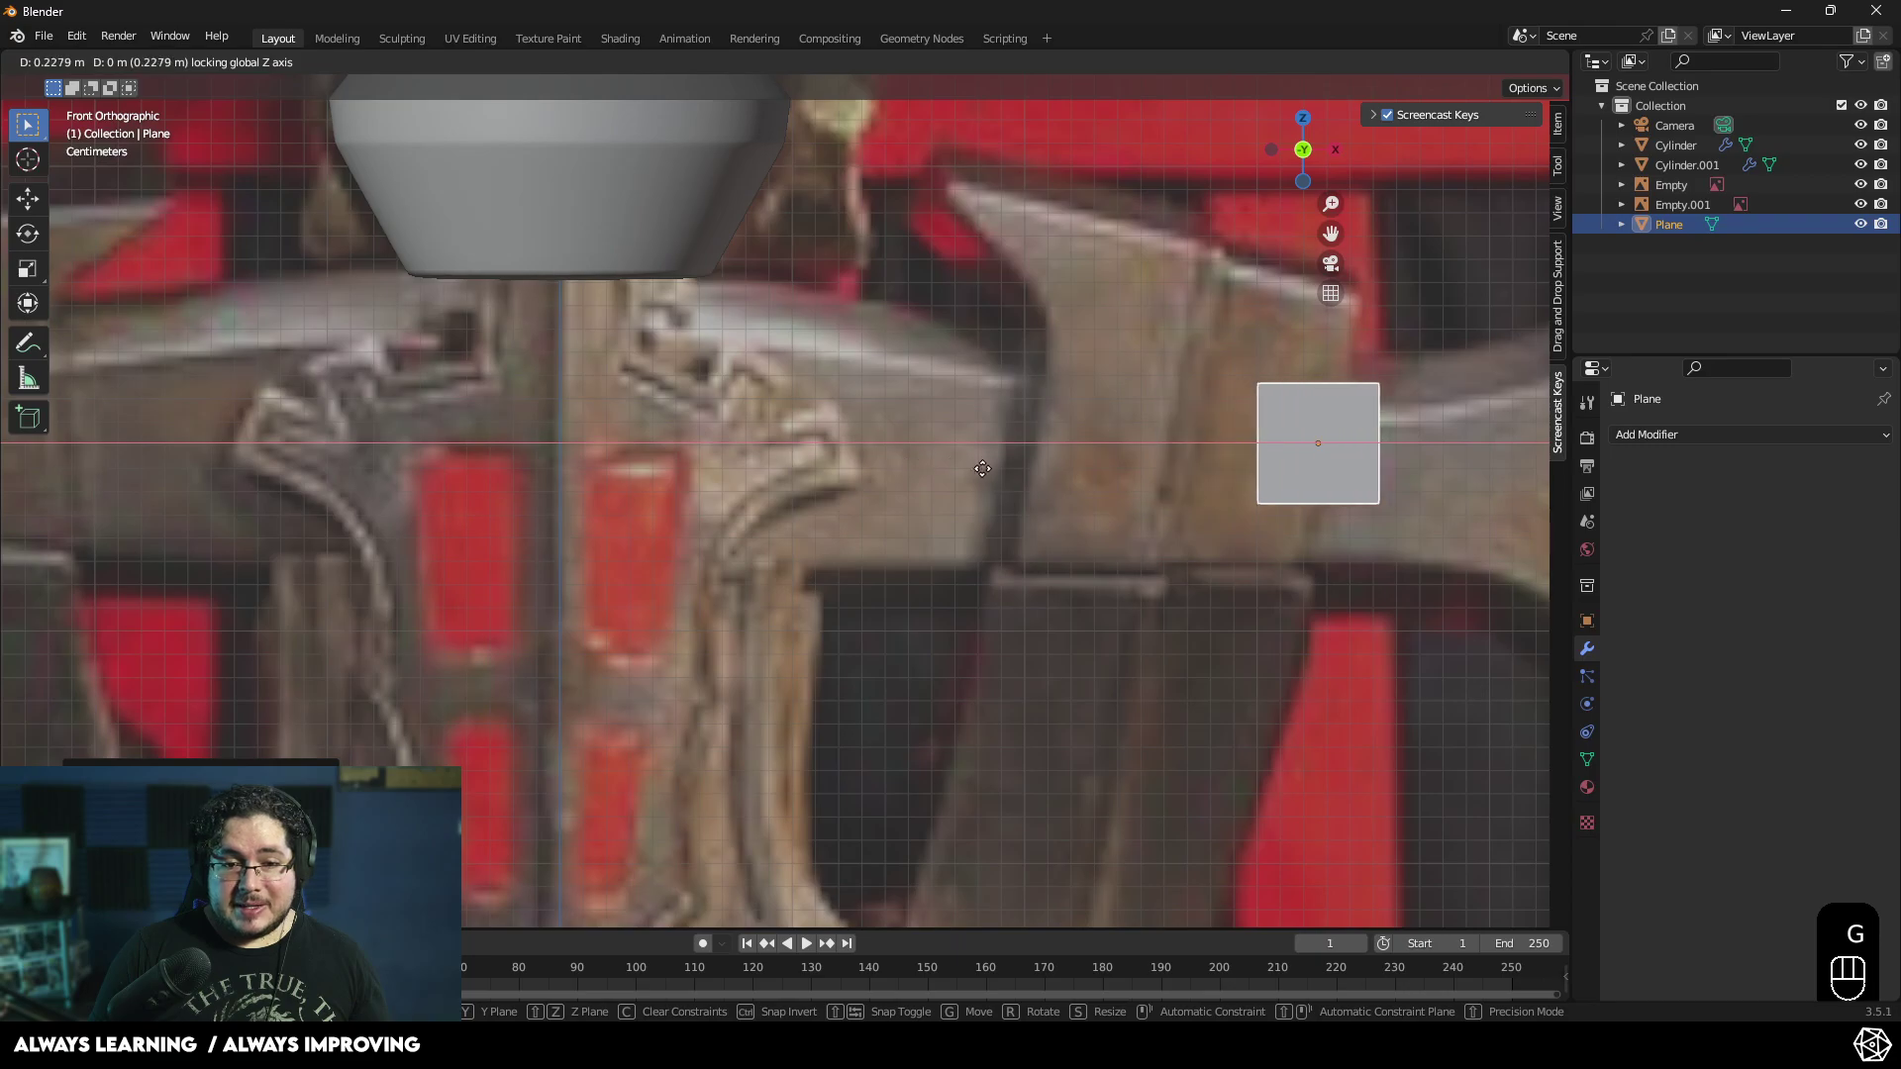
drag(1025, 575, 812, 584)
key(g)
click(1071, 622)
drag(968, 591, 922, 604)
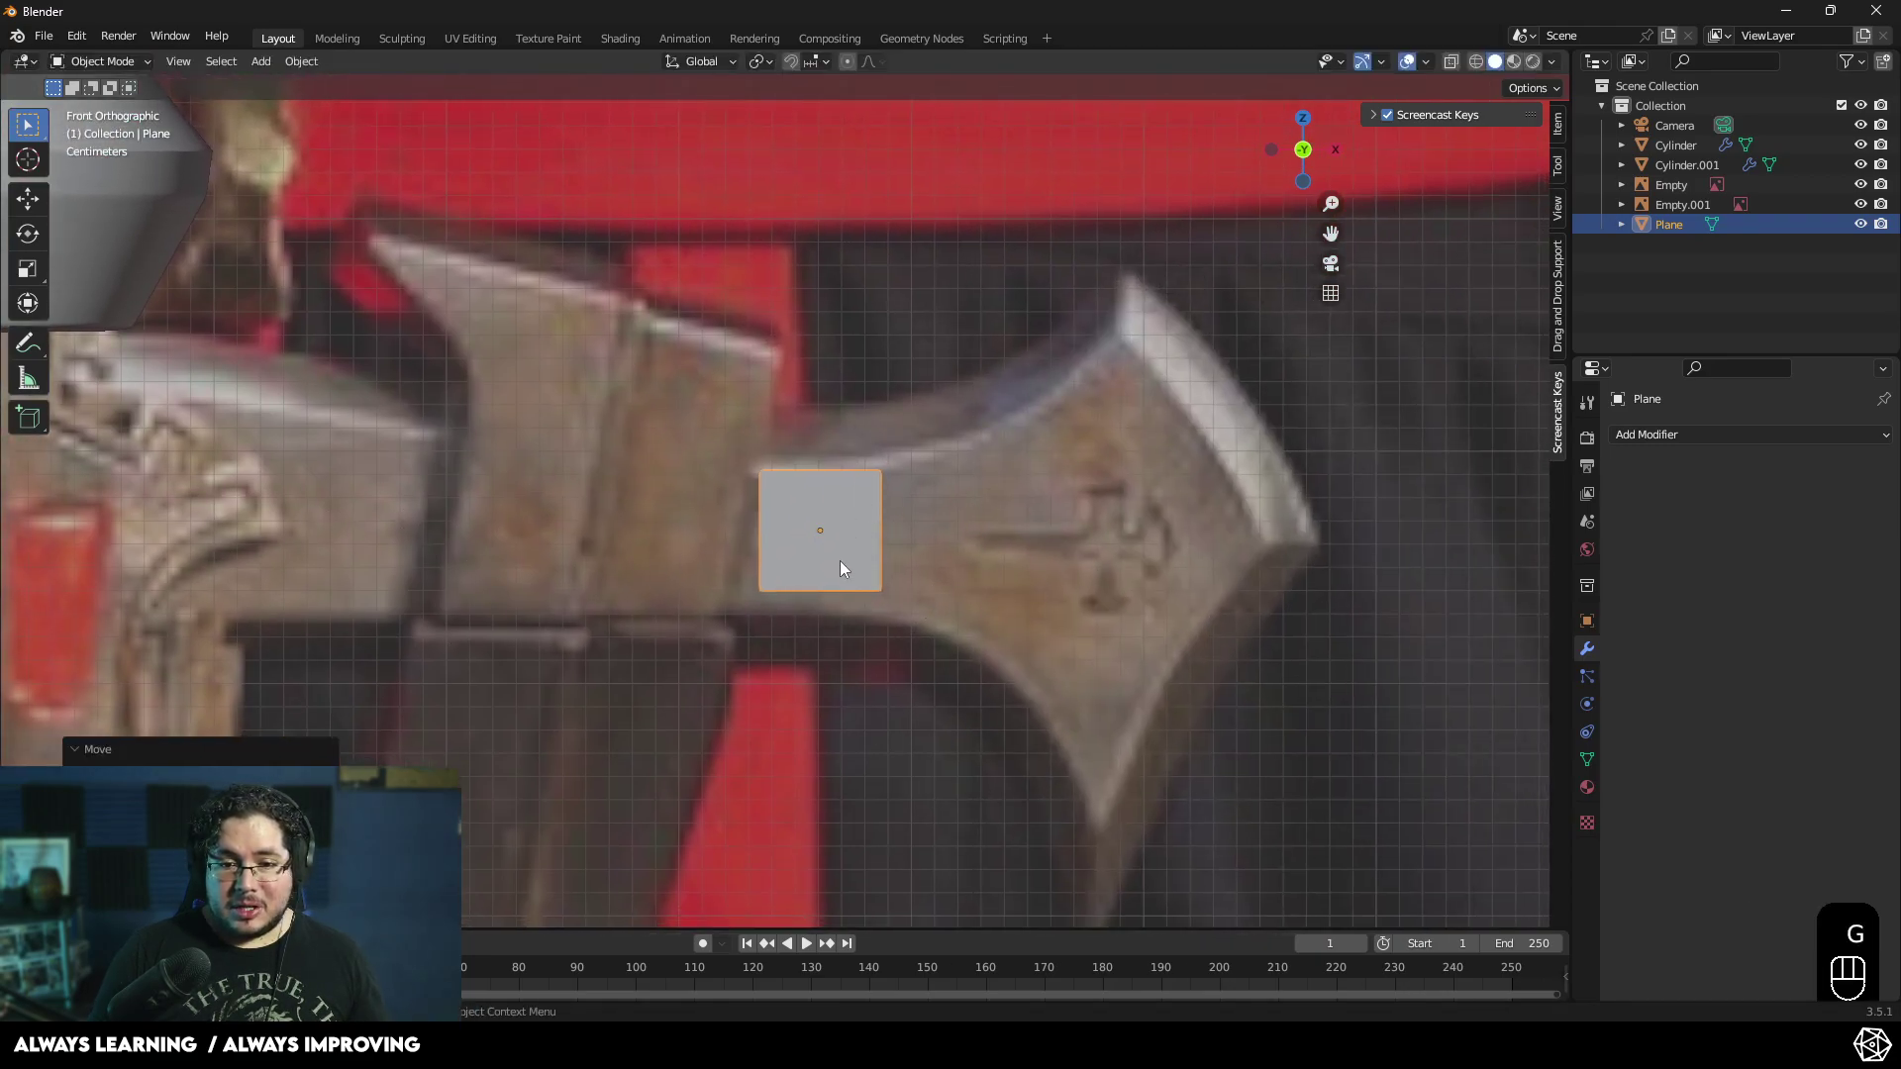
key(s)
click(837, 555)
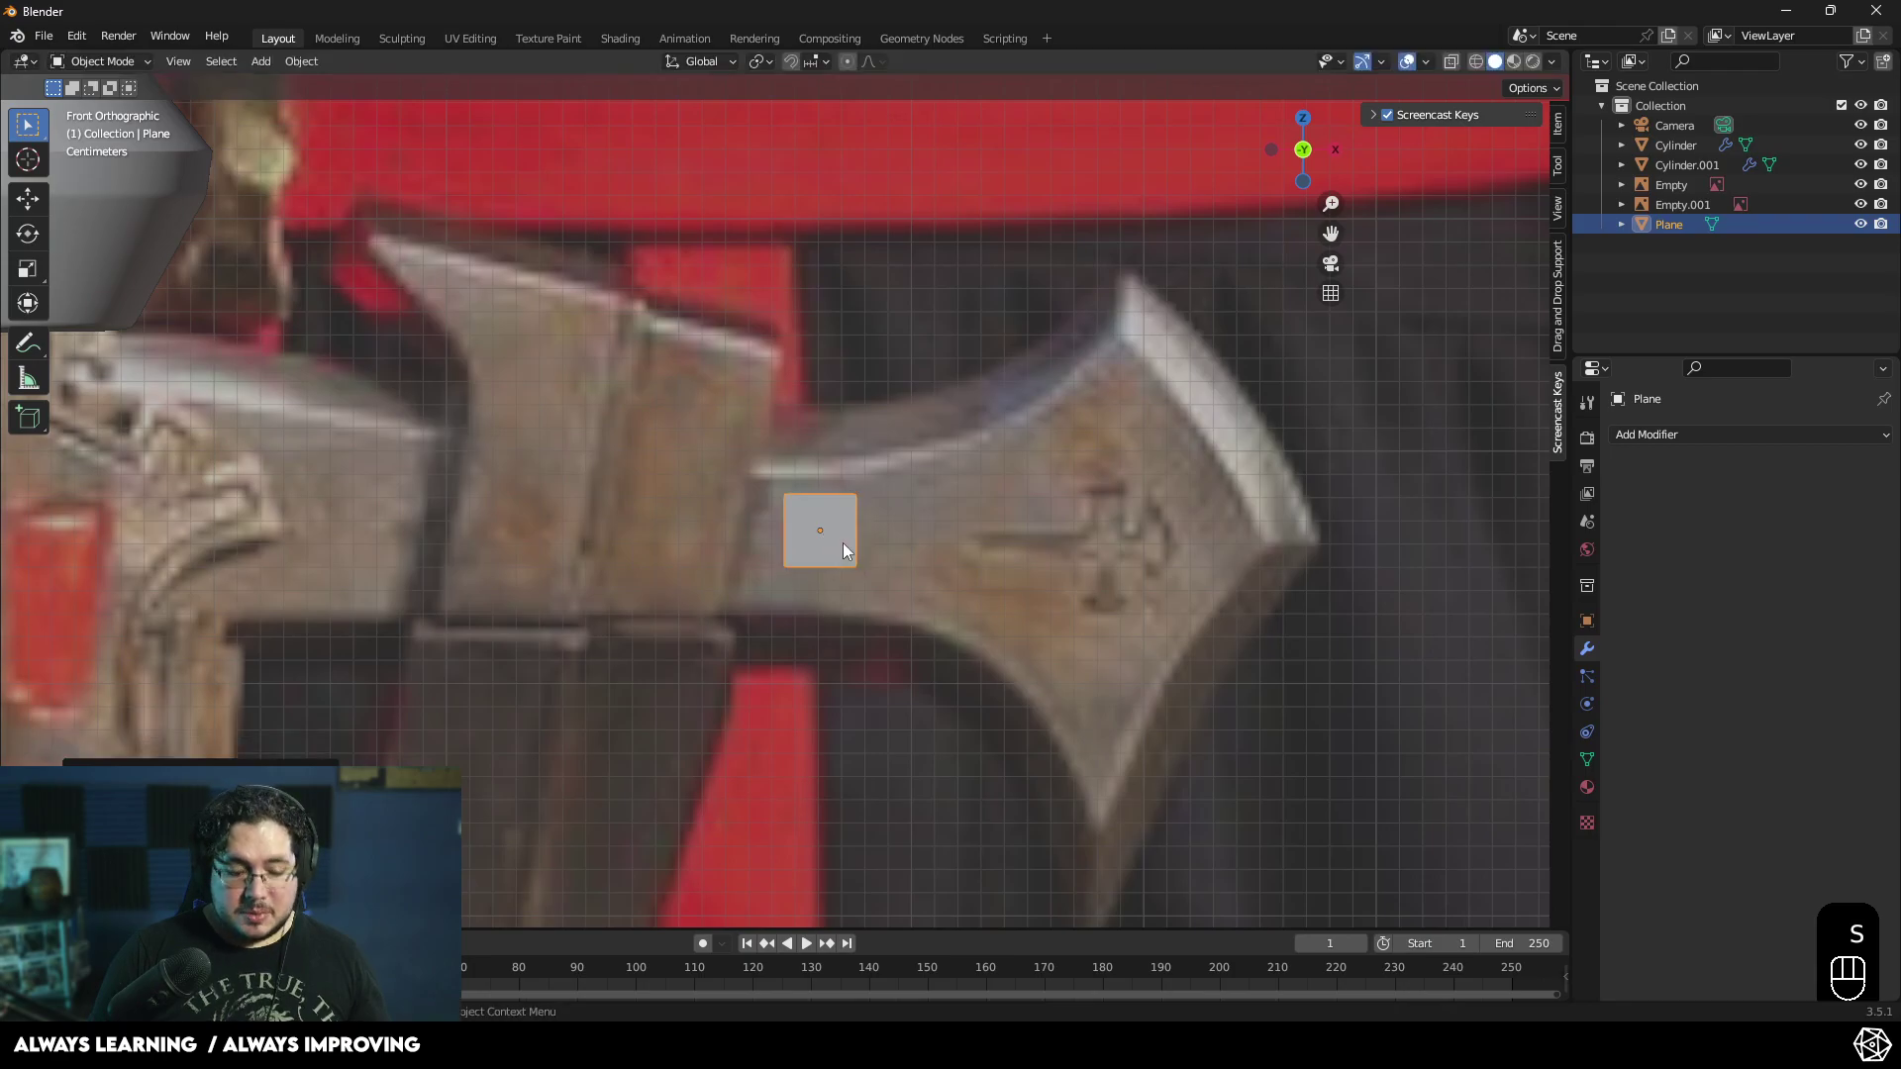
- Fine-tune the plane's position so it sits over the crossguard arm on the reference
key(g)
click(855, 559)
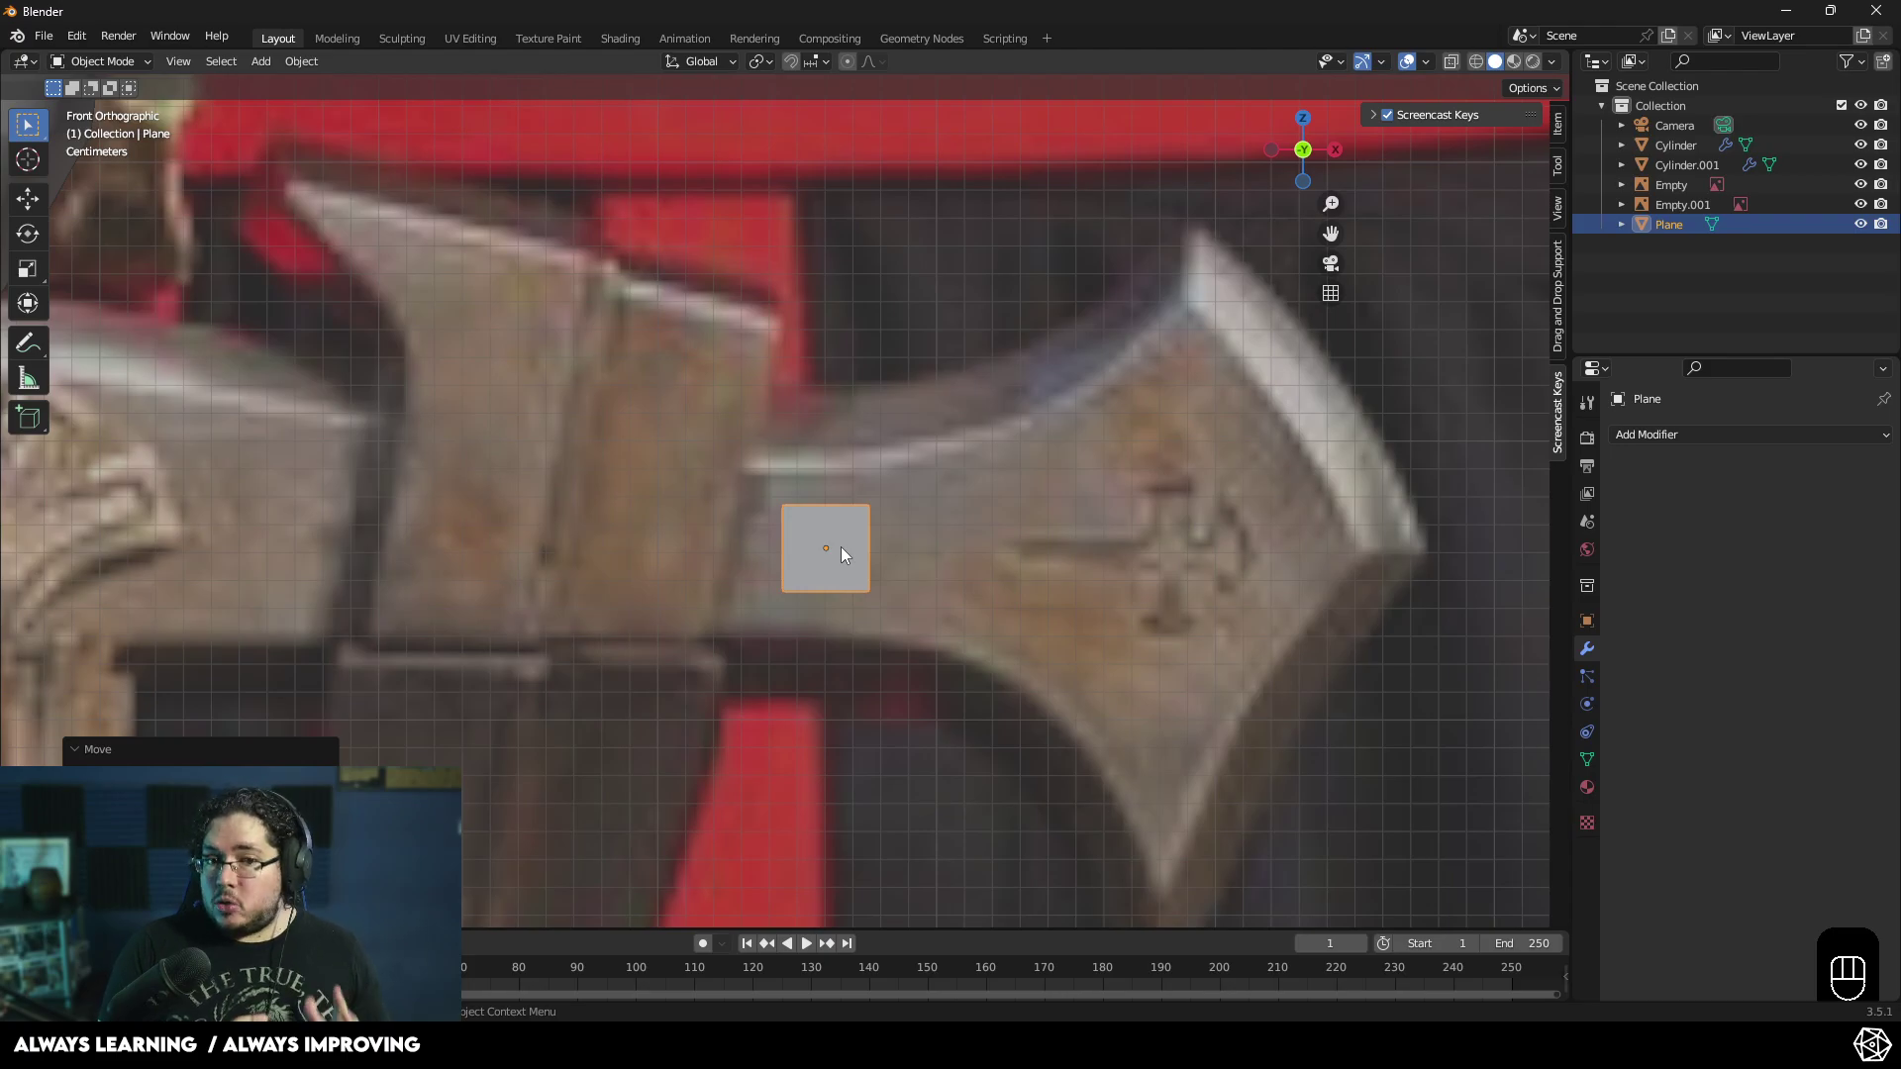
click(956, 538)
middle_click(891, 574)
middle_click(758, 510)
click(548, 531)
- Enter Edit Mode on the plane and begin extending its edge along the right crossguard arm
key(Tab)
key(2)
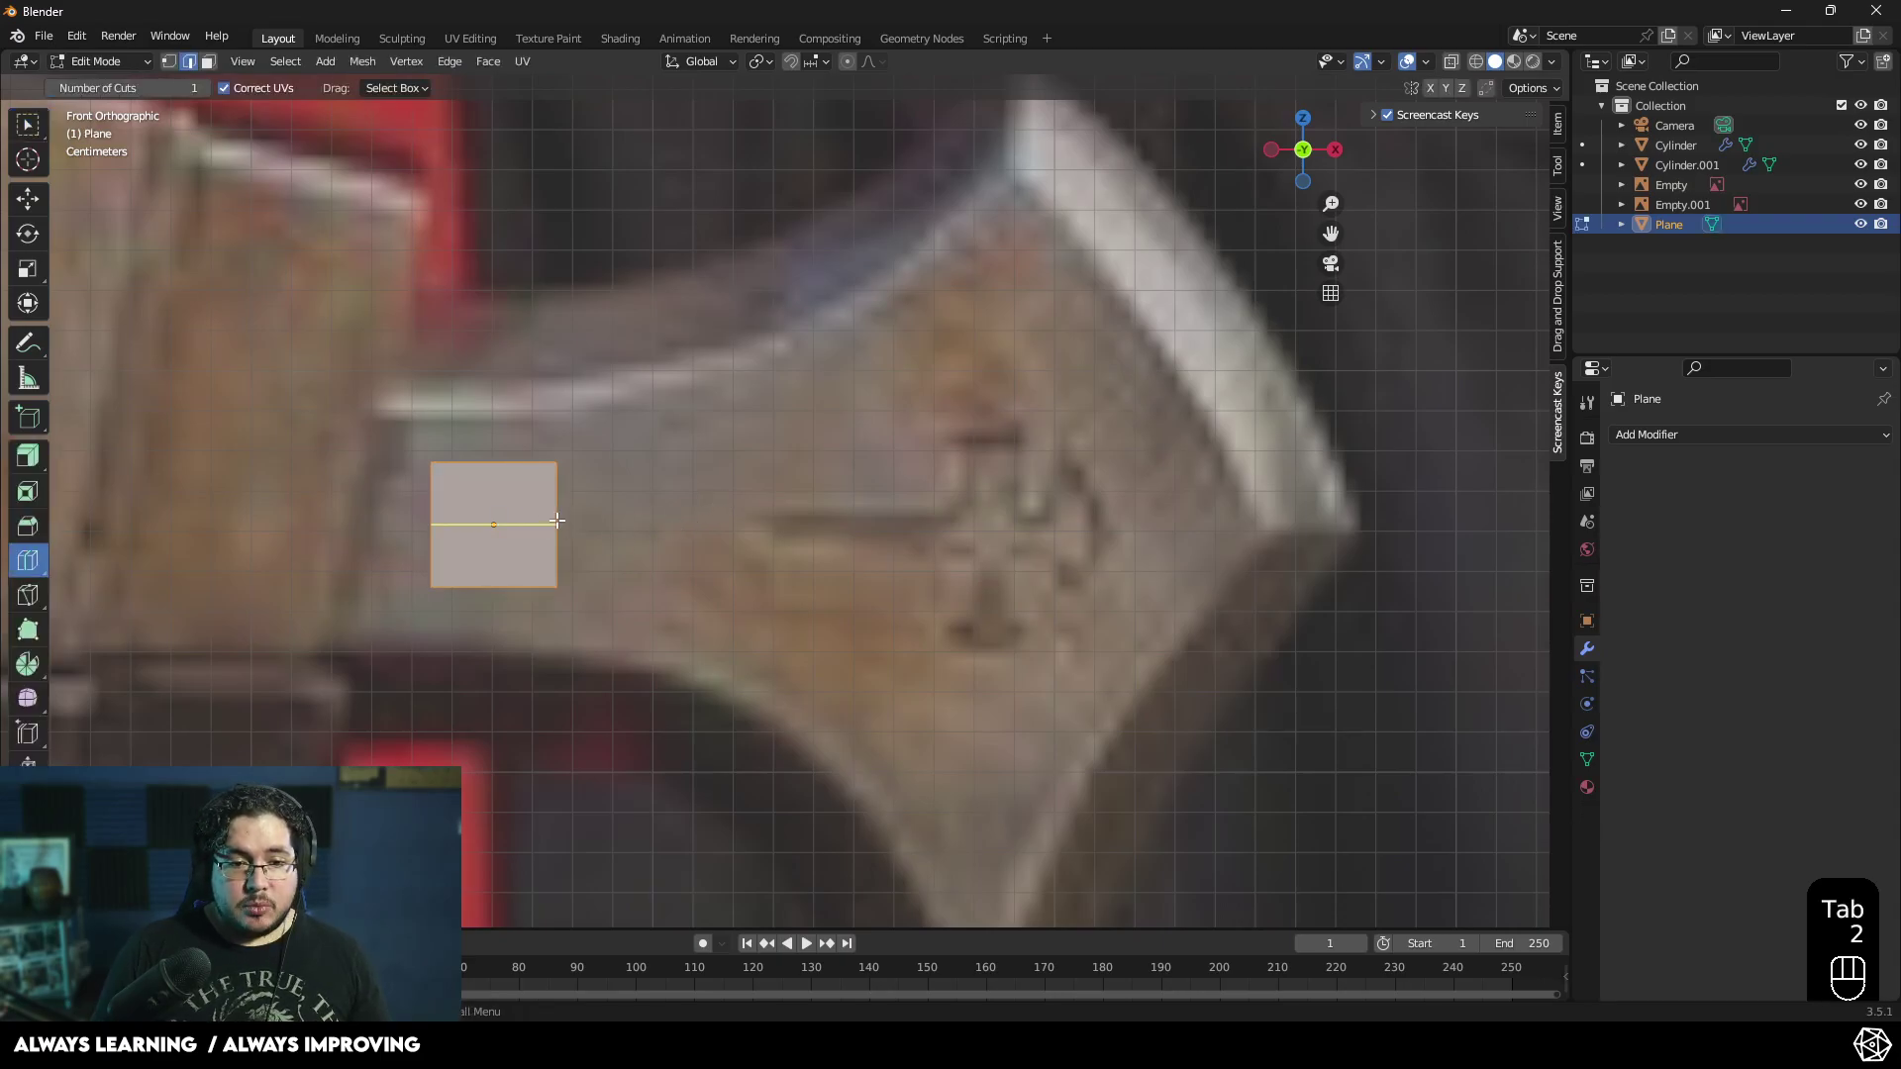
key(w)
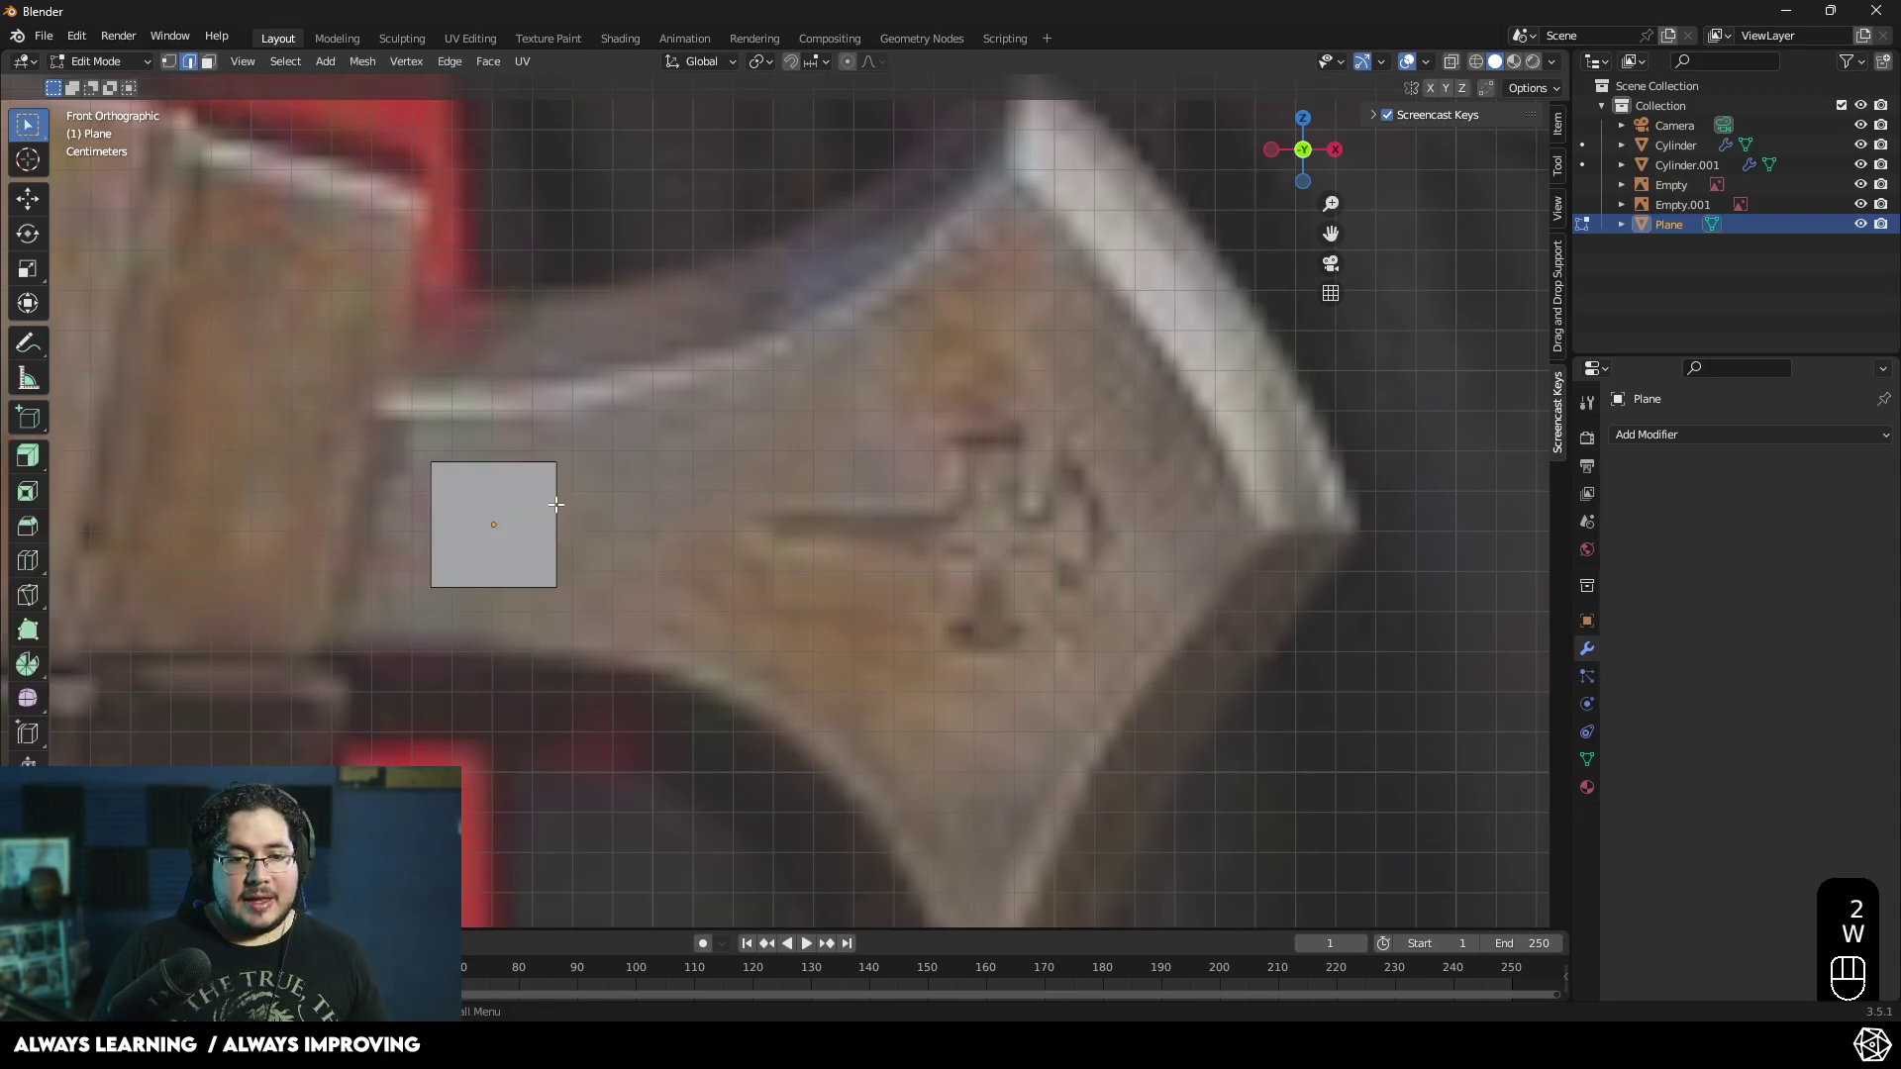
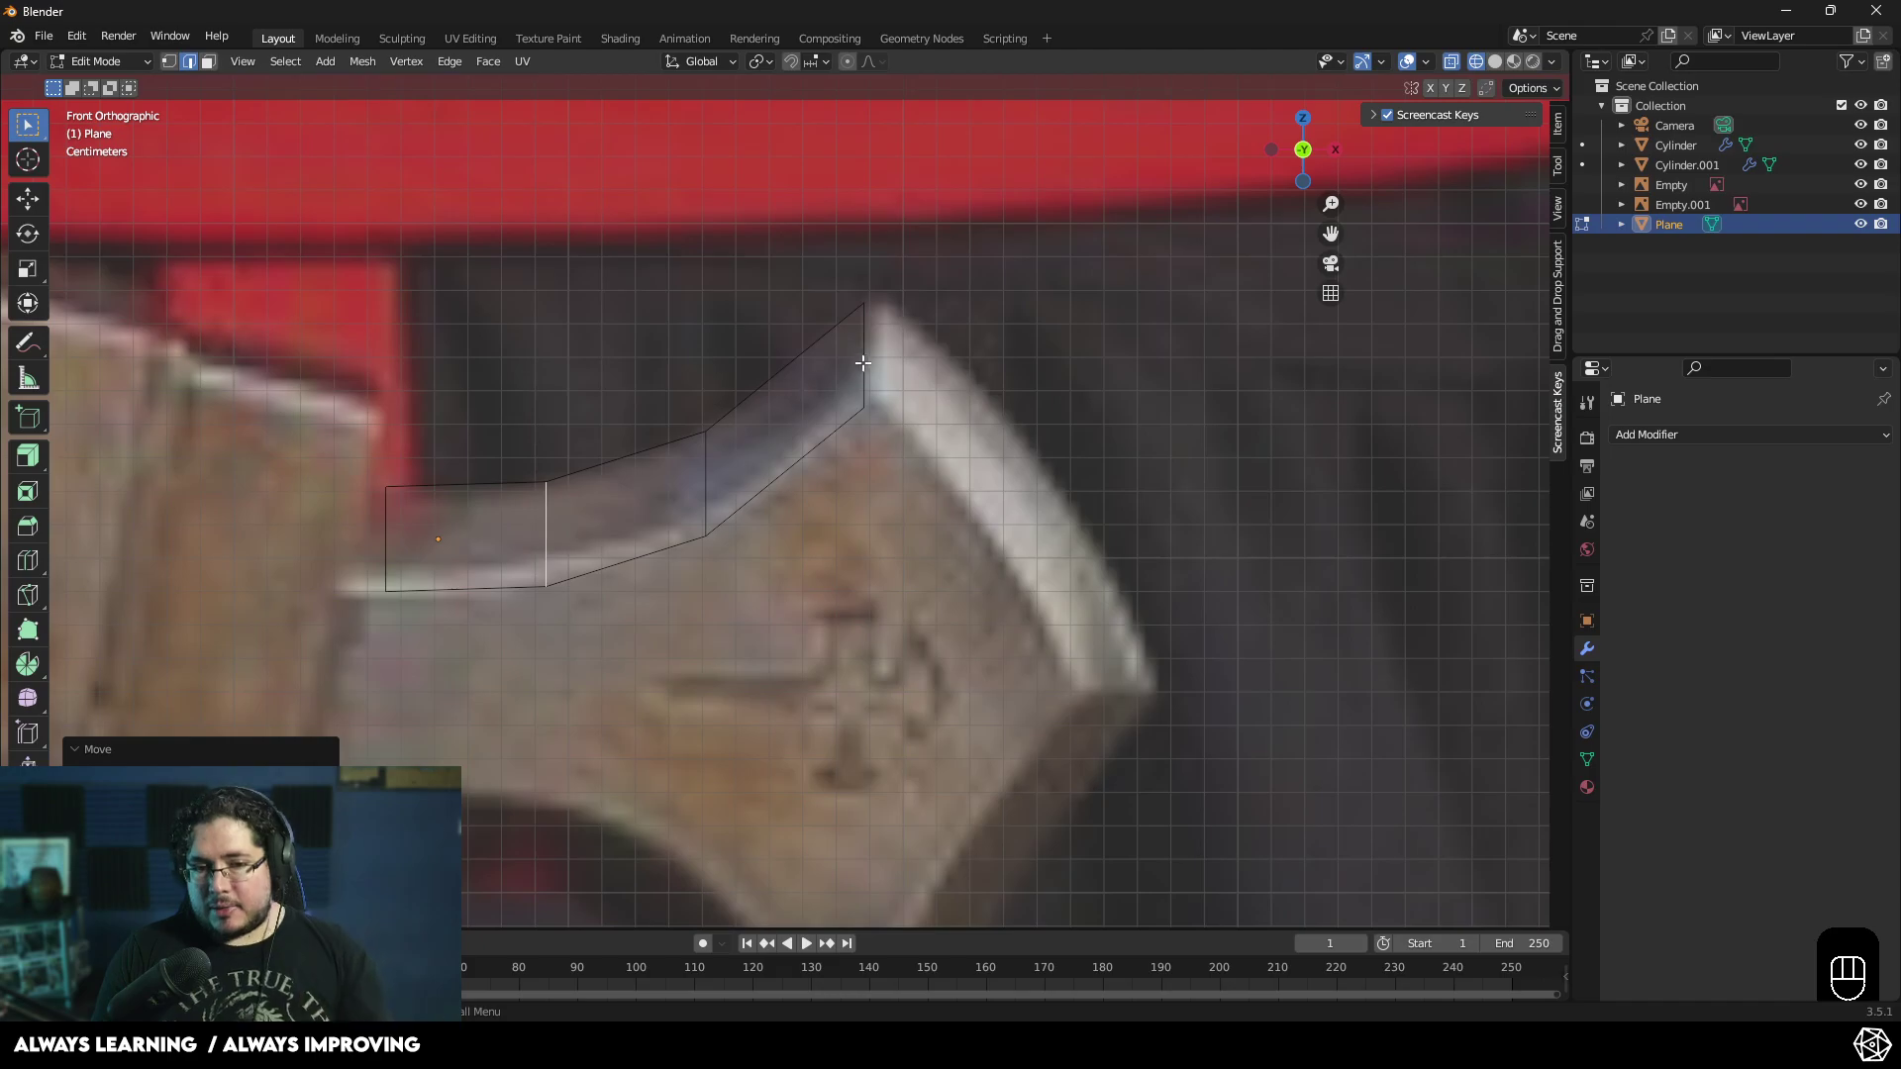
- Extrude the outline edge along the guard's top and down its curved outer edge to the lower tip
key(e)
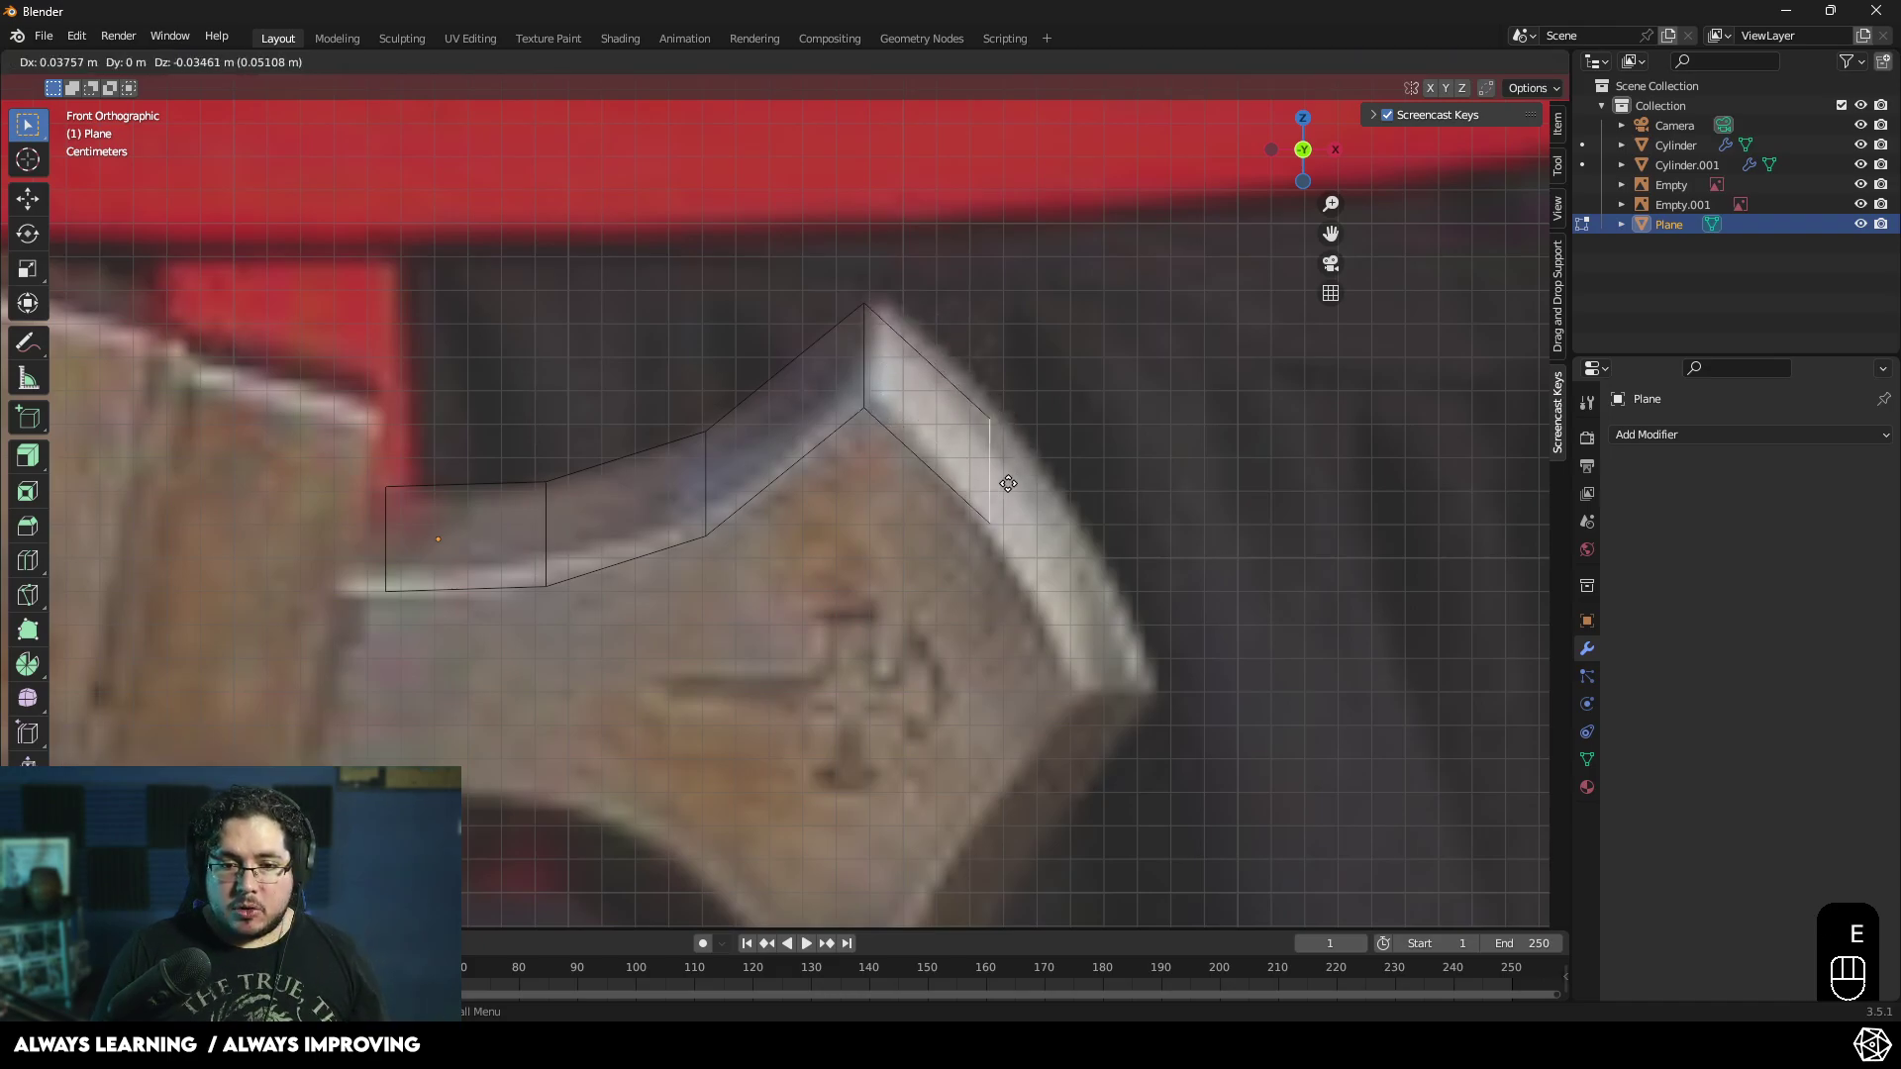
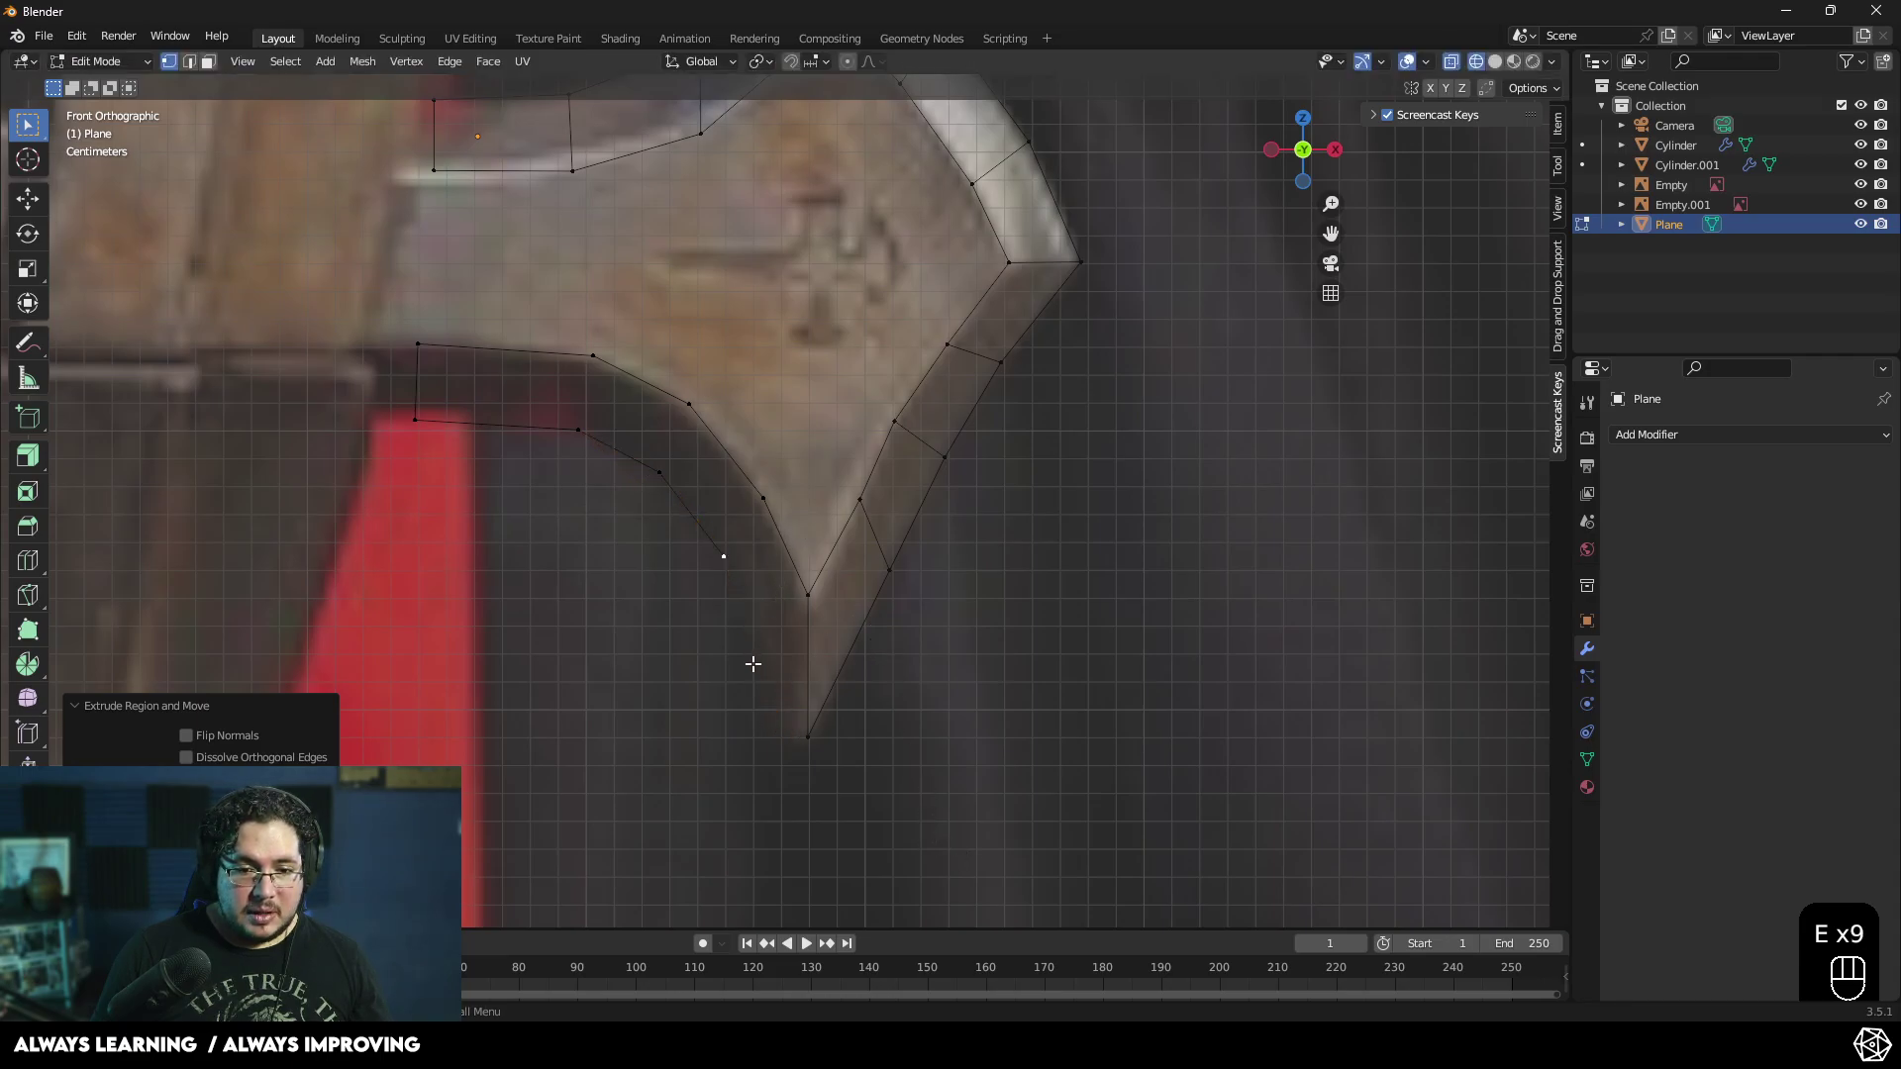
- Extrude from the wing's lower tip back along the crossguard's inner curve toward the grip
key(2)
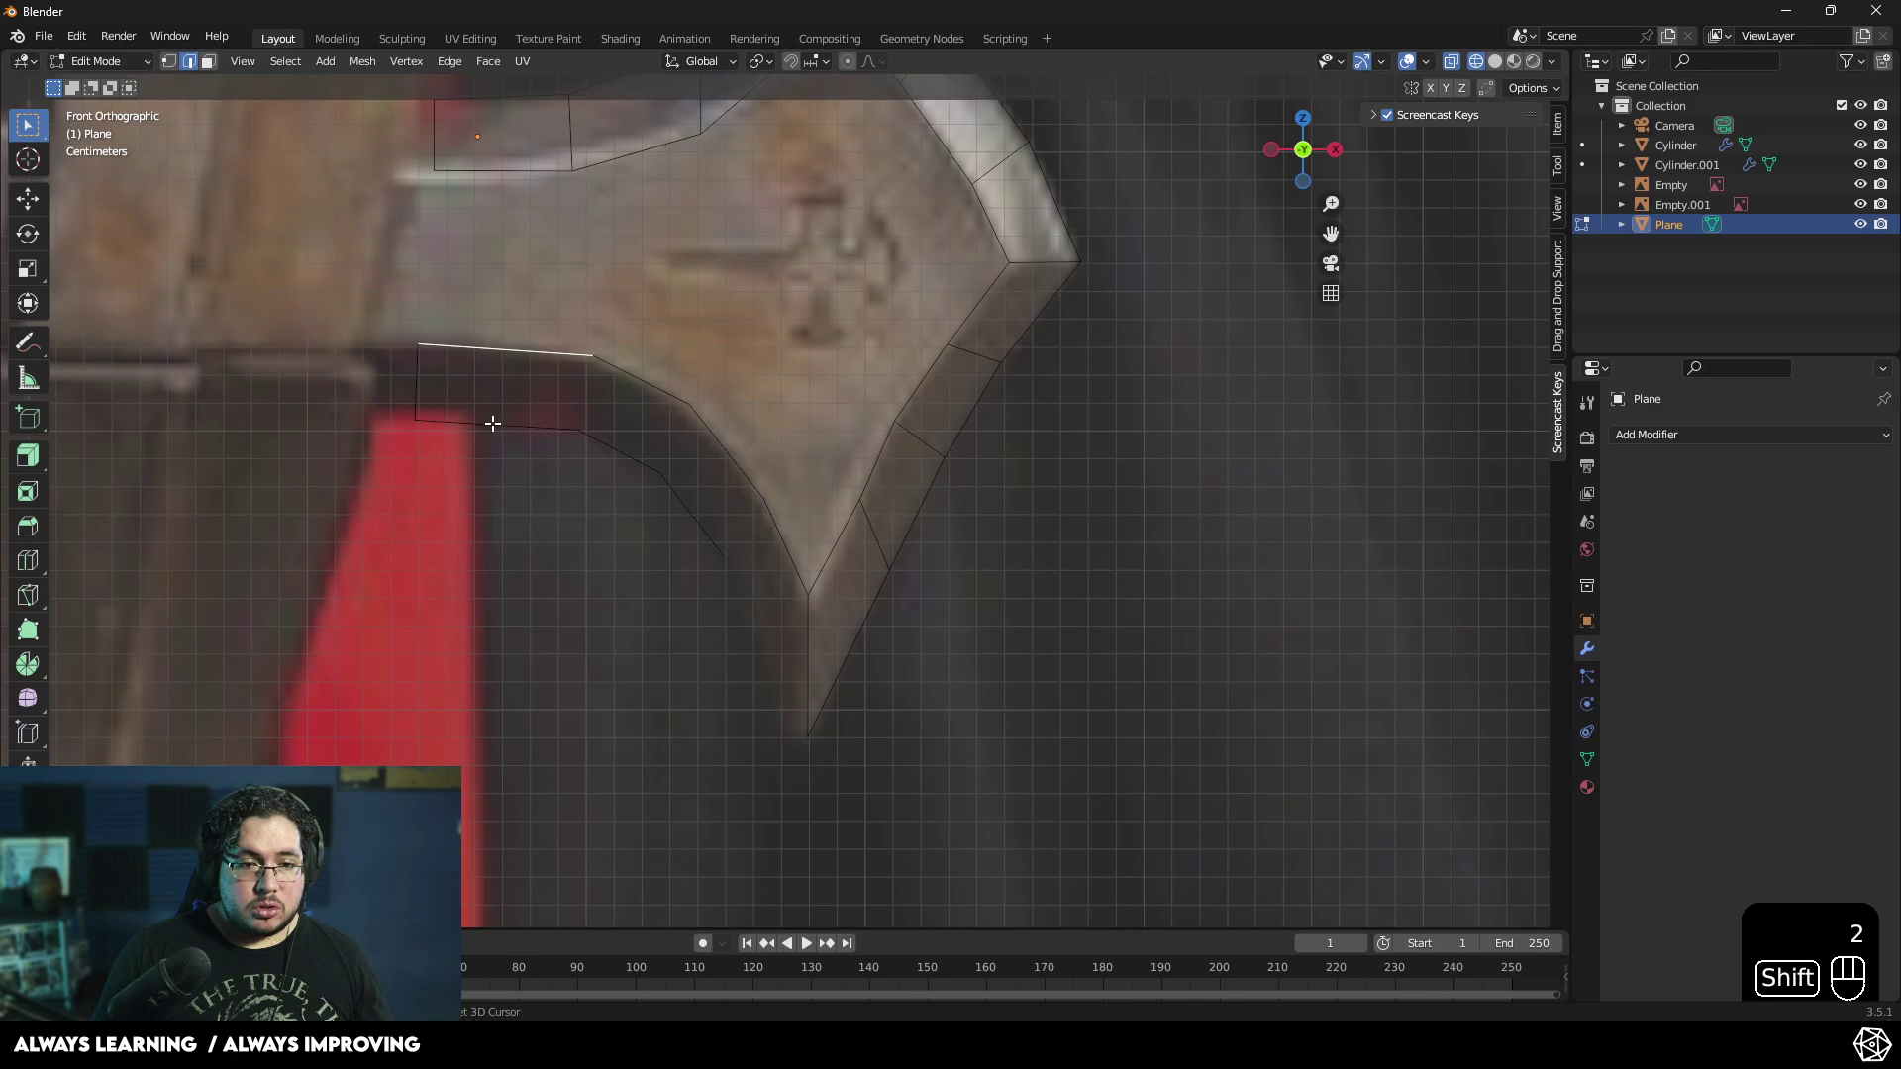
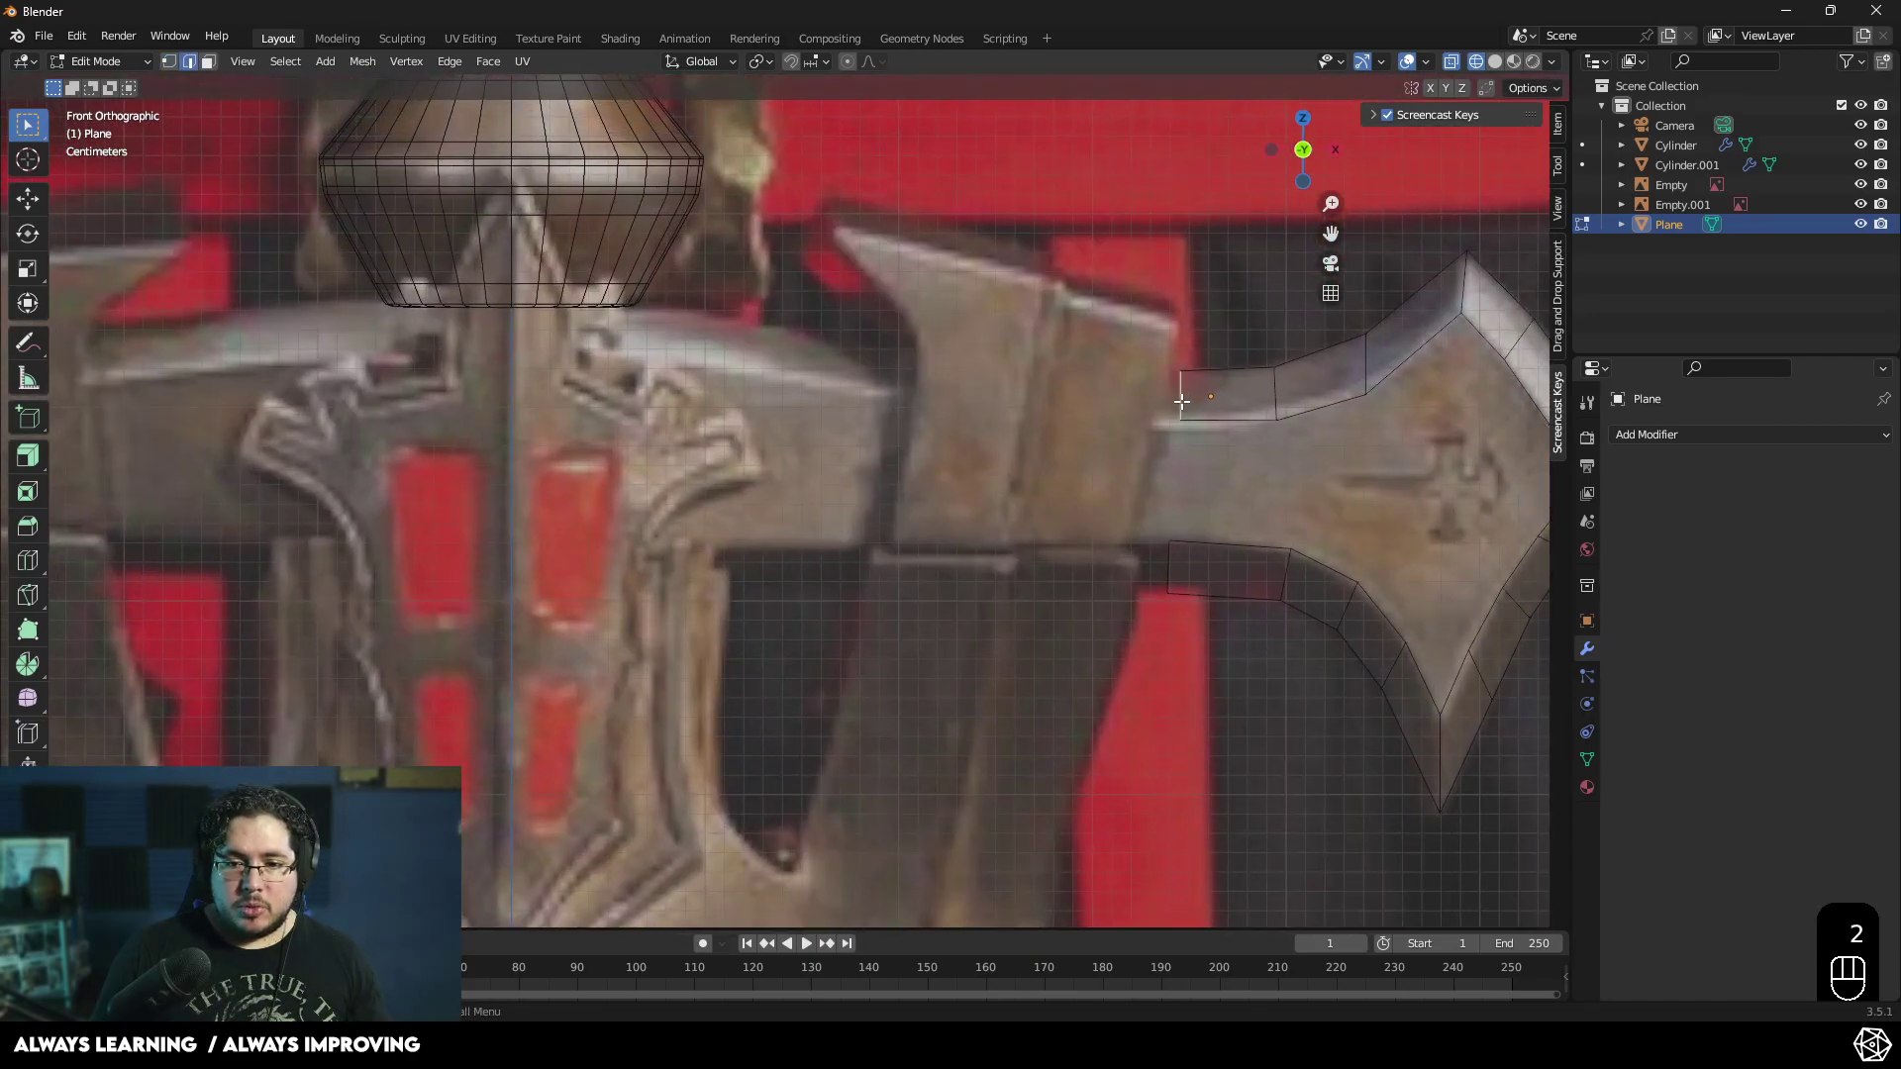
- Extrude the upper wing strip's end edge toward the sword's centre line
key(e)
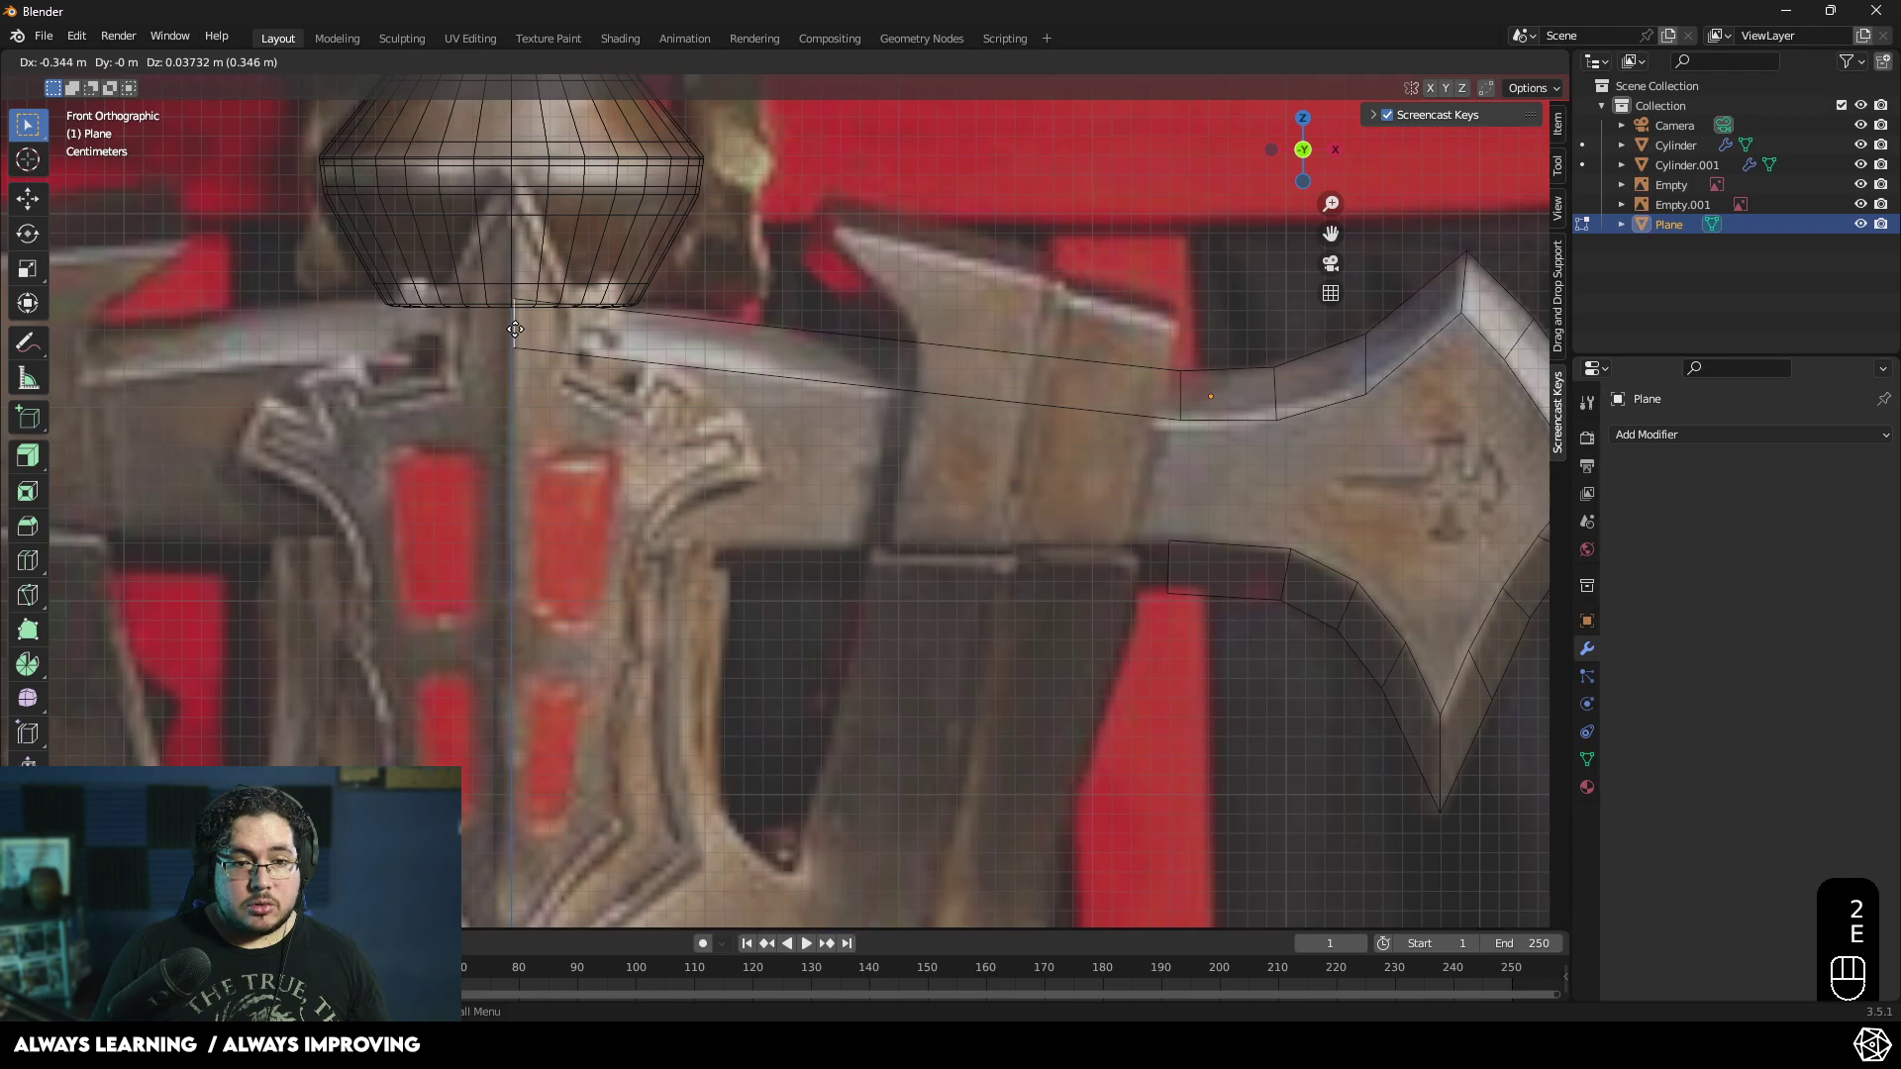
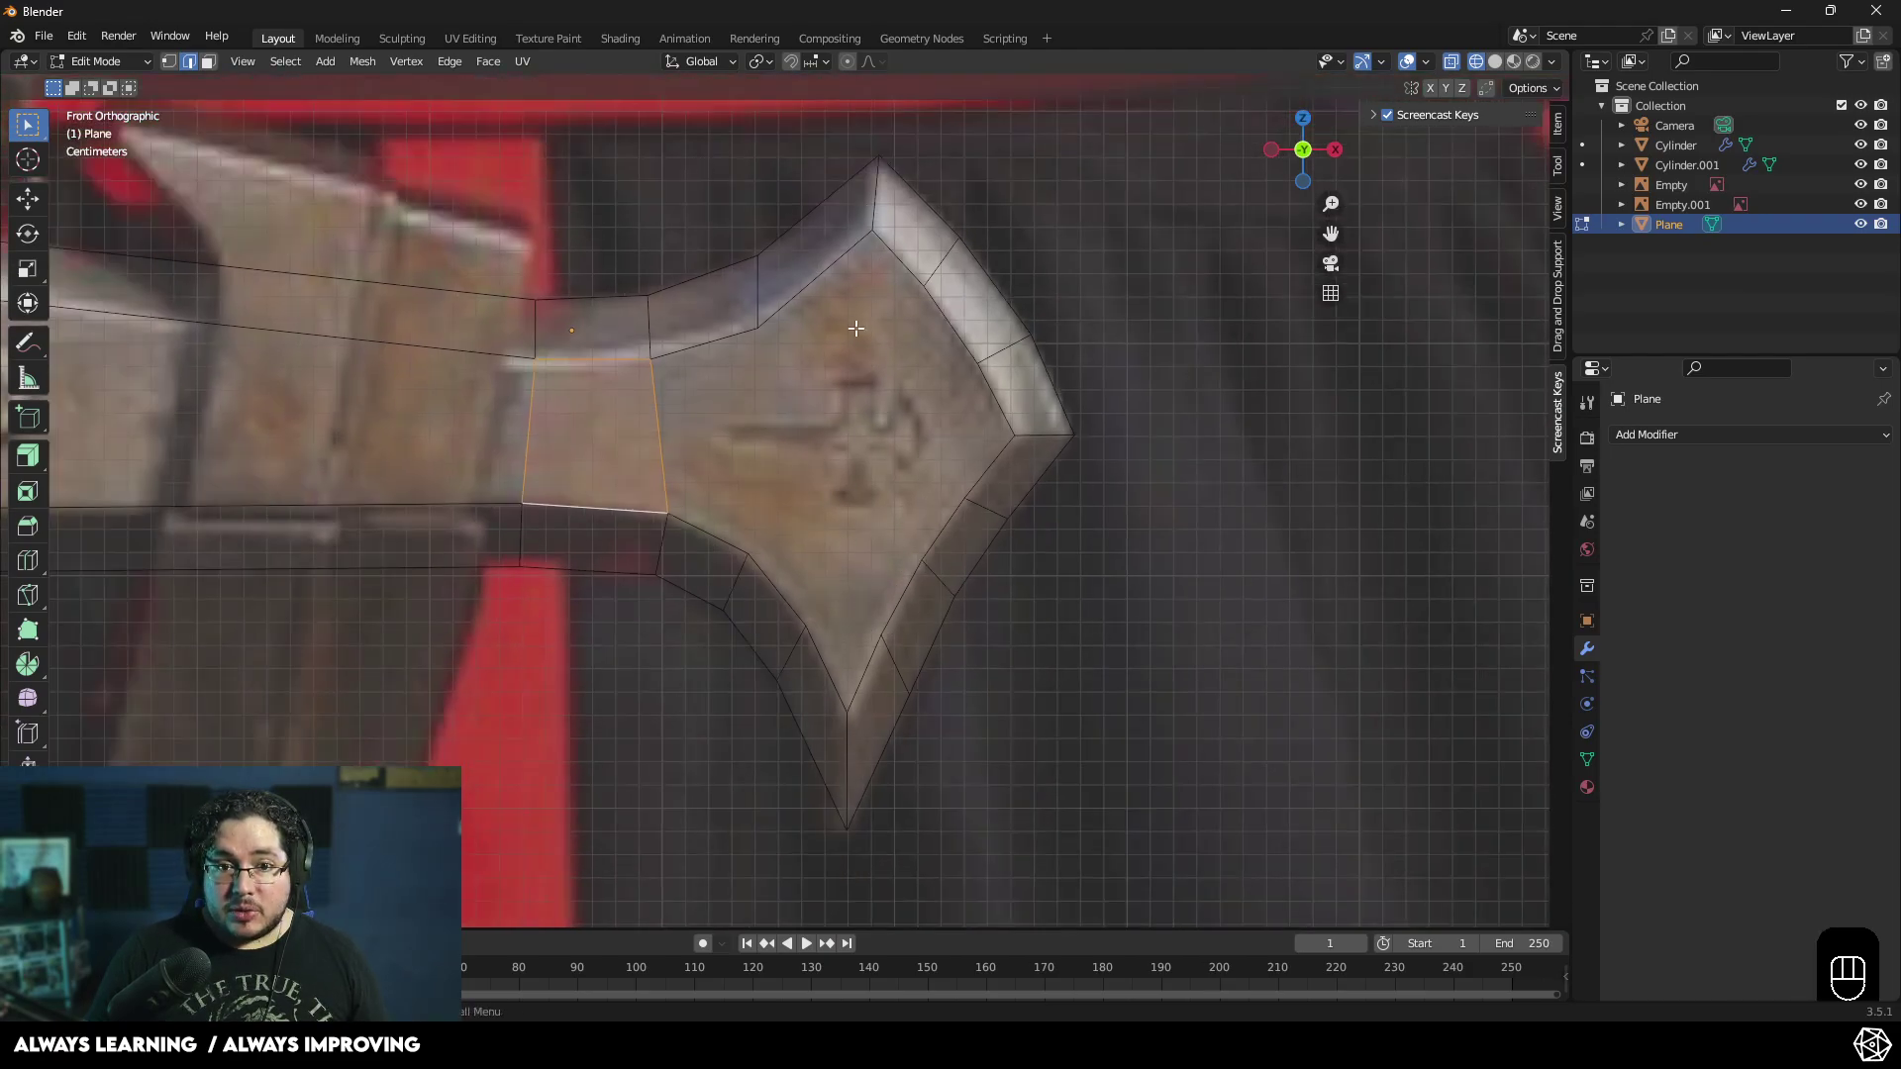
- Fill the wing's enclosed interior opening with quad faces
key(w)
key(e)
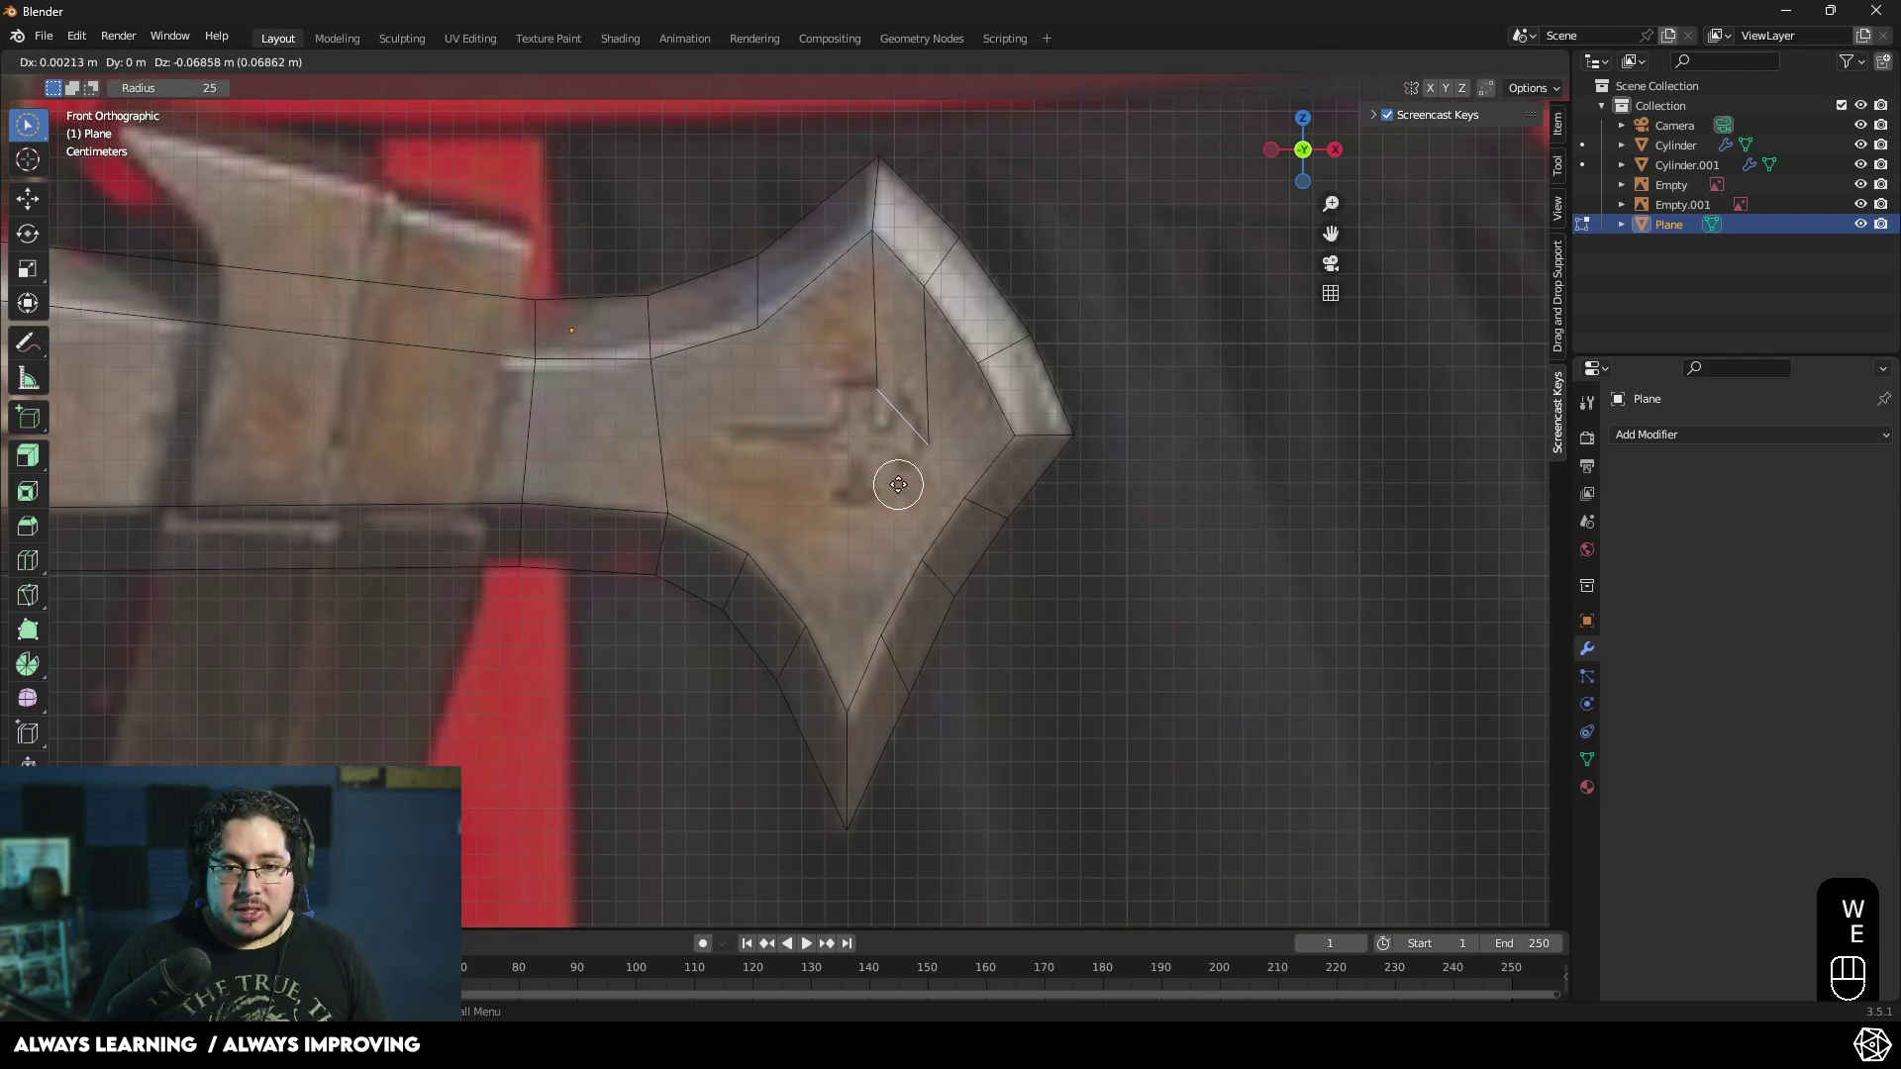
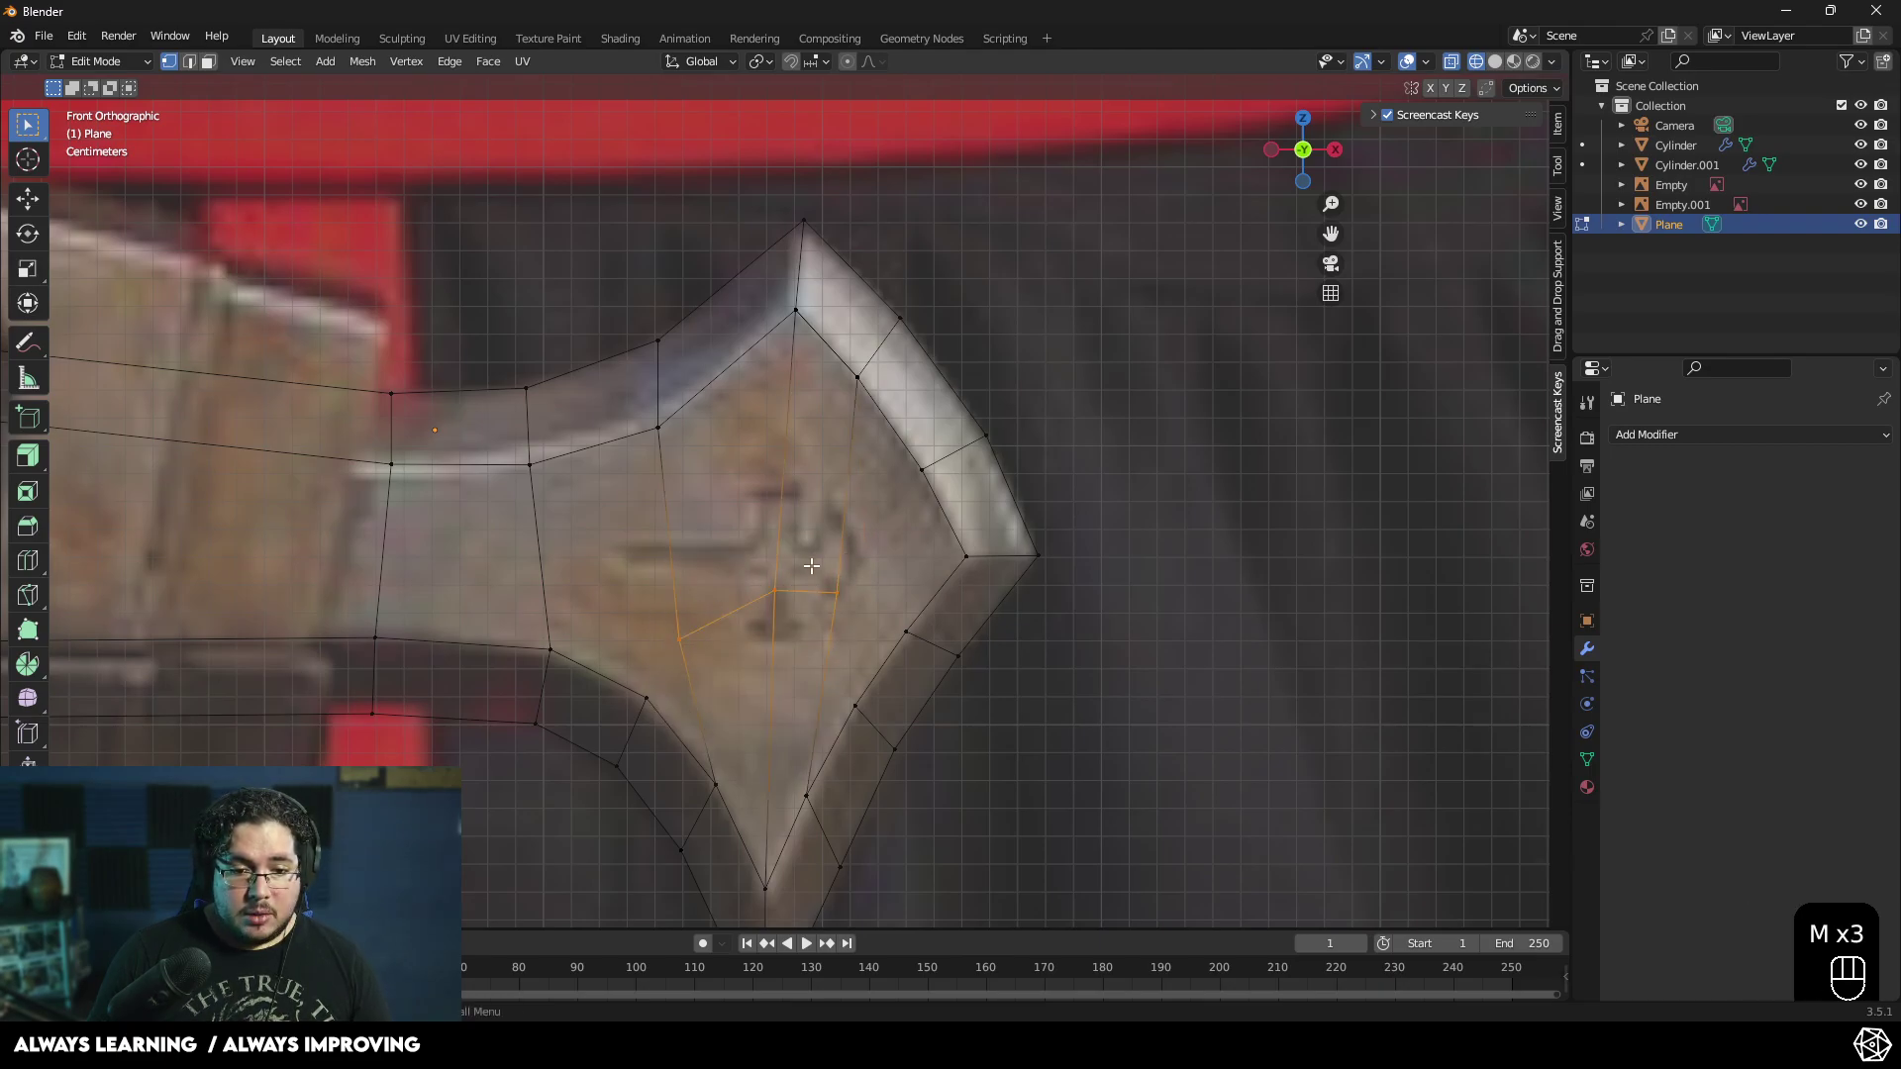
- Scale the wing's middle row of vertices to 0 on Z so they form a level line
key(s)
key(z)
key(KP_0)
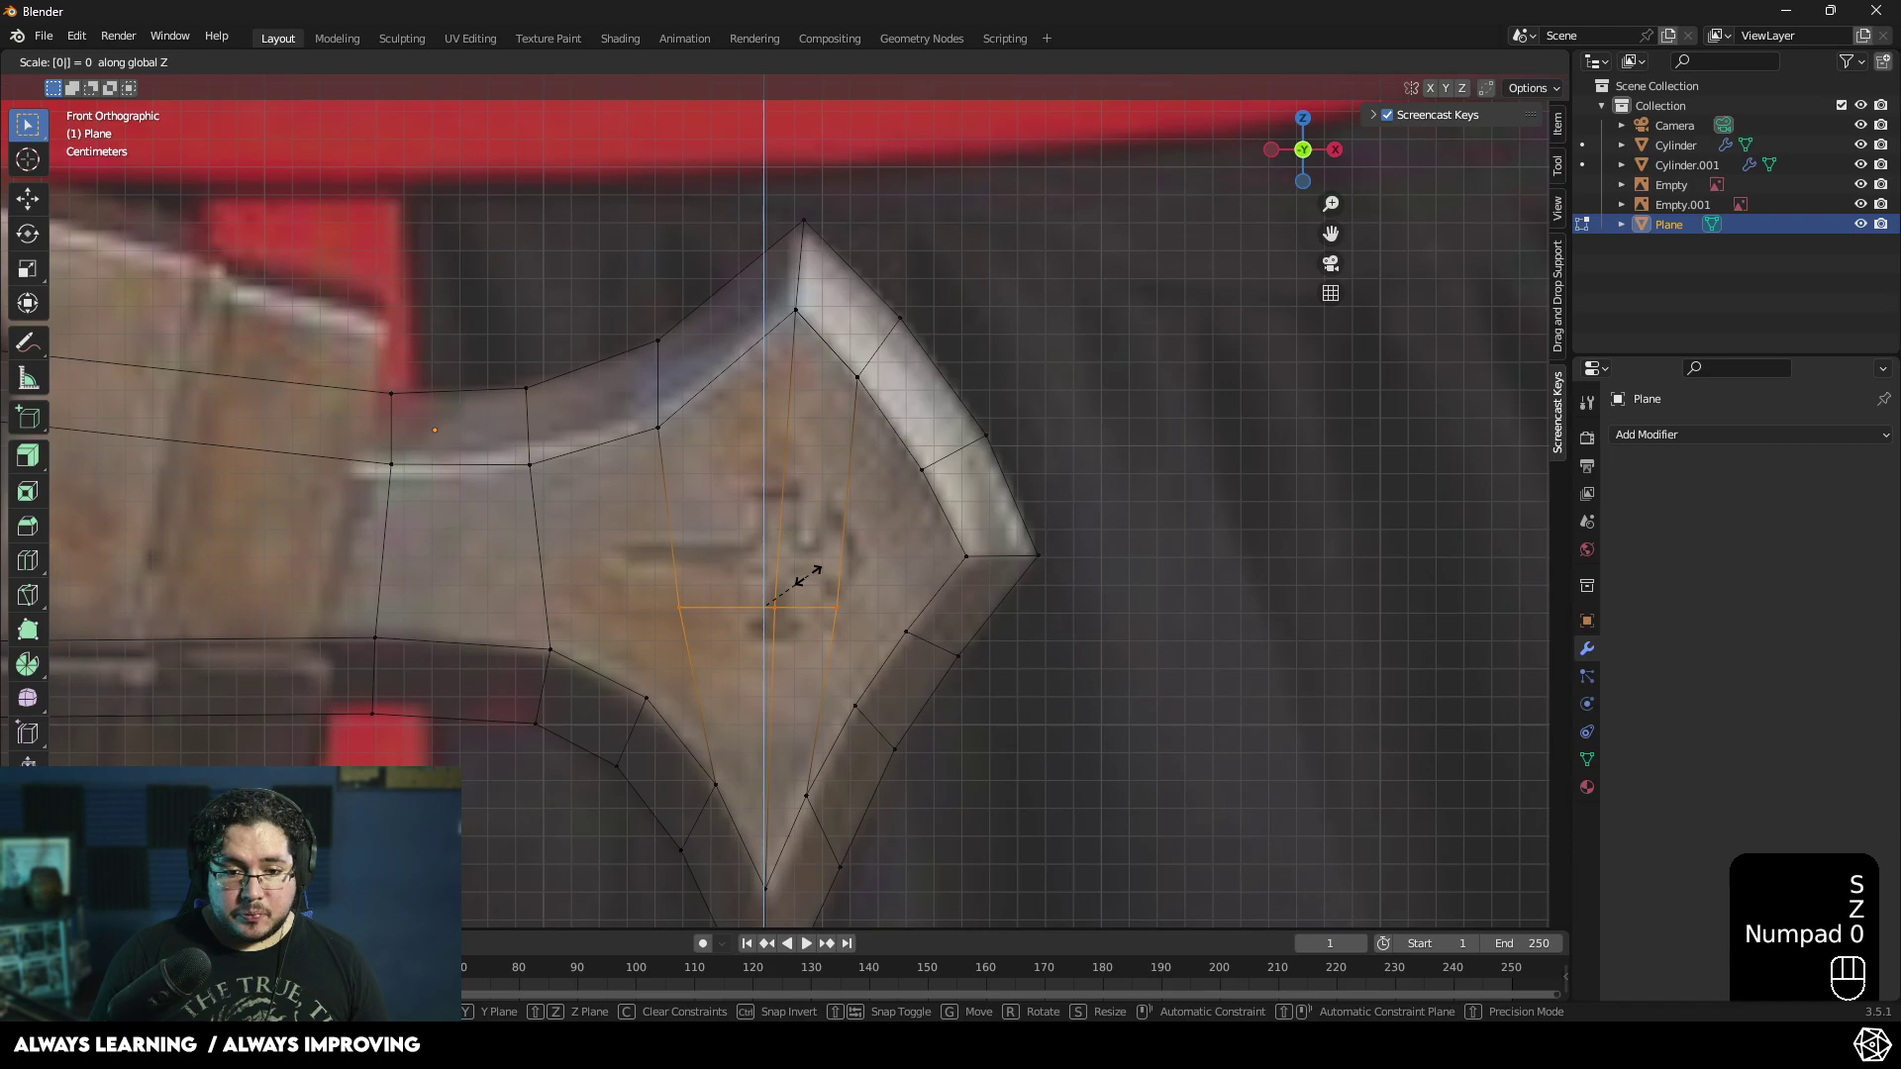
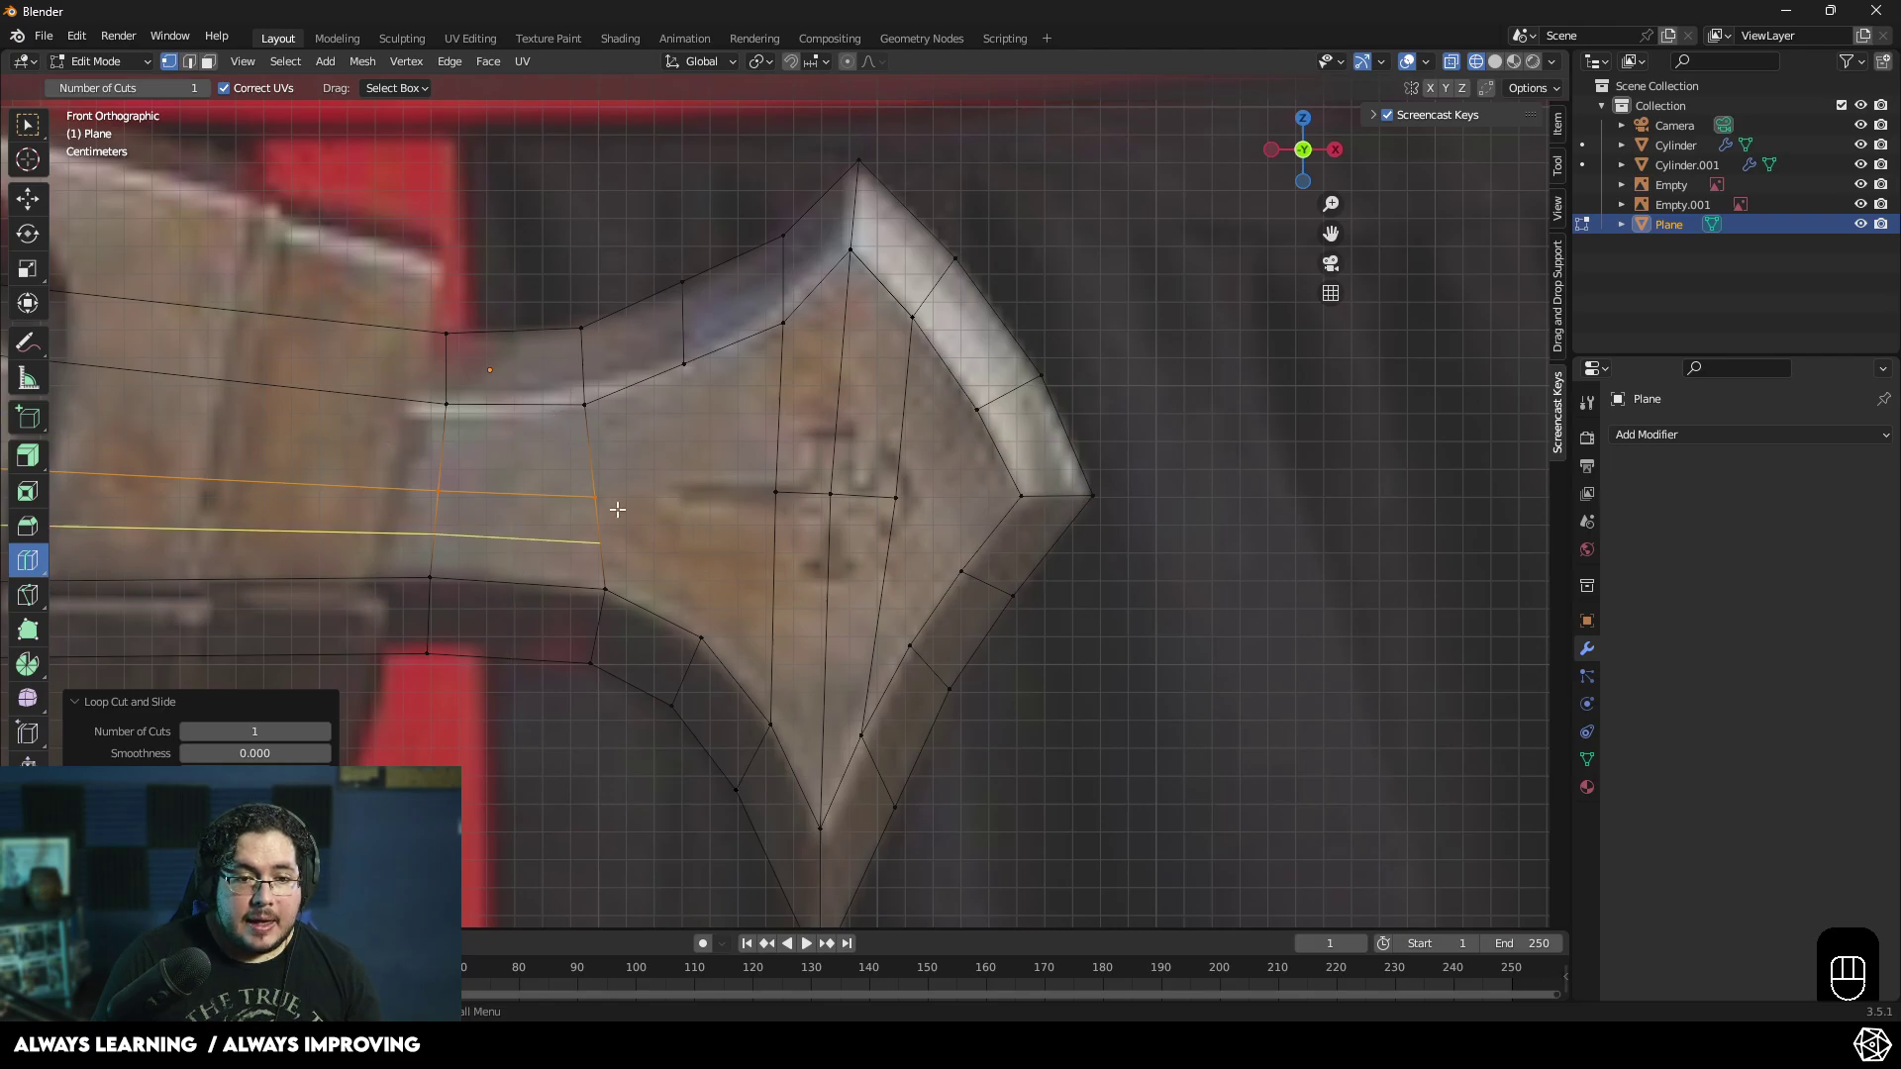
- Add a centred edge loop lengthwise through the strip leading into the wing
key(1)
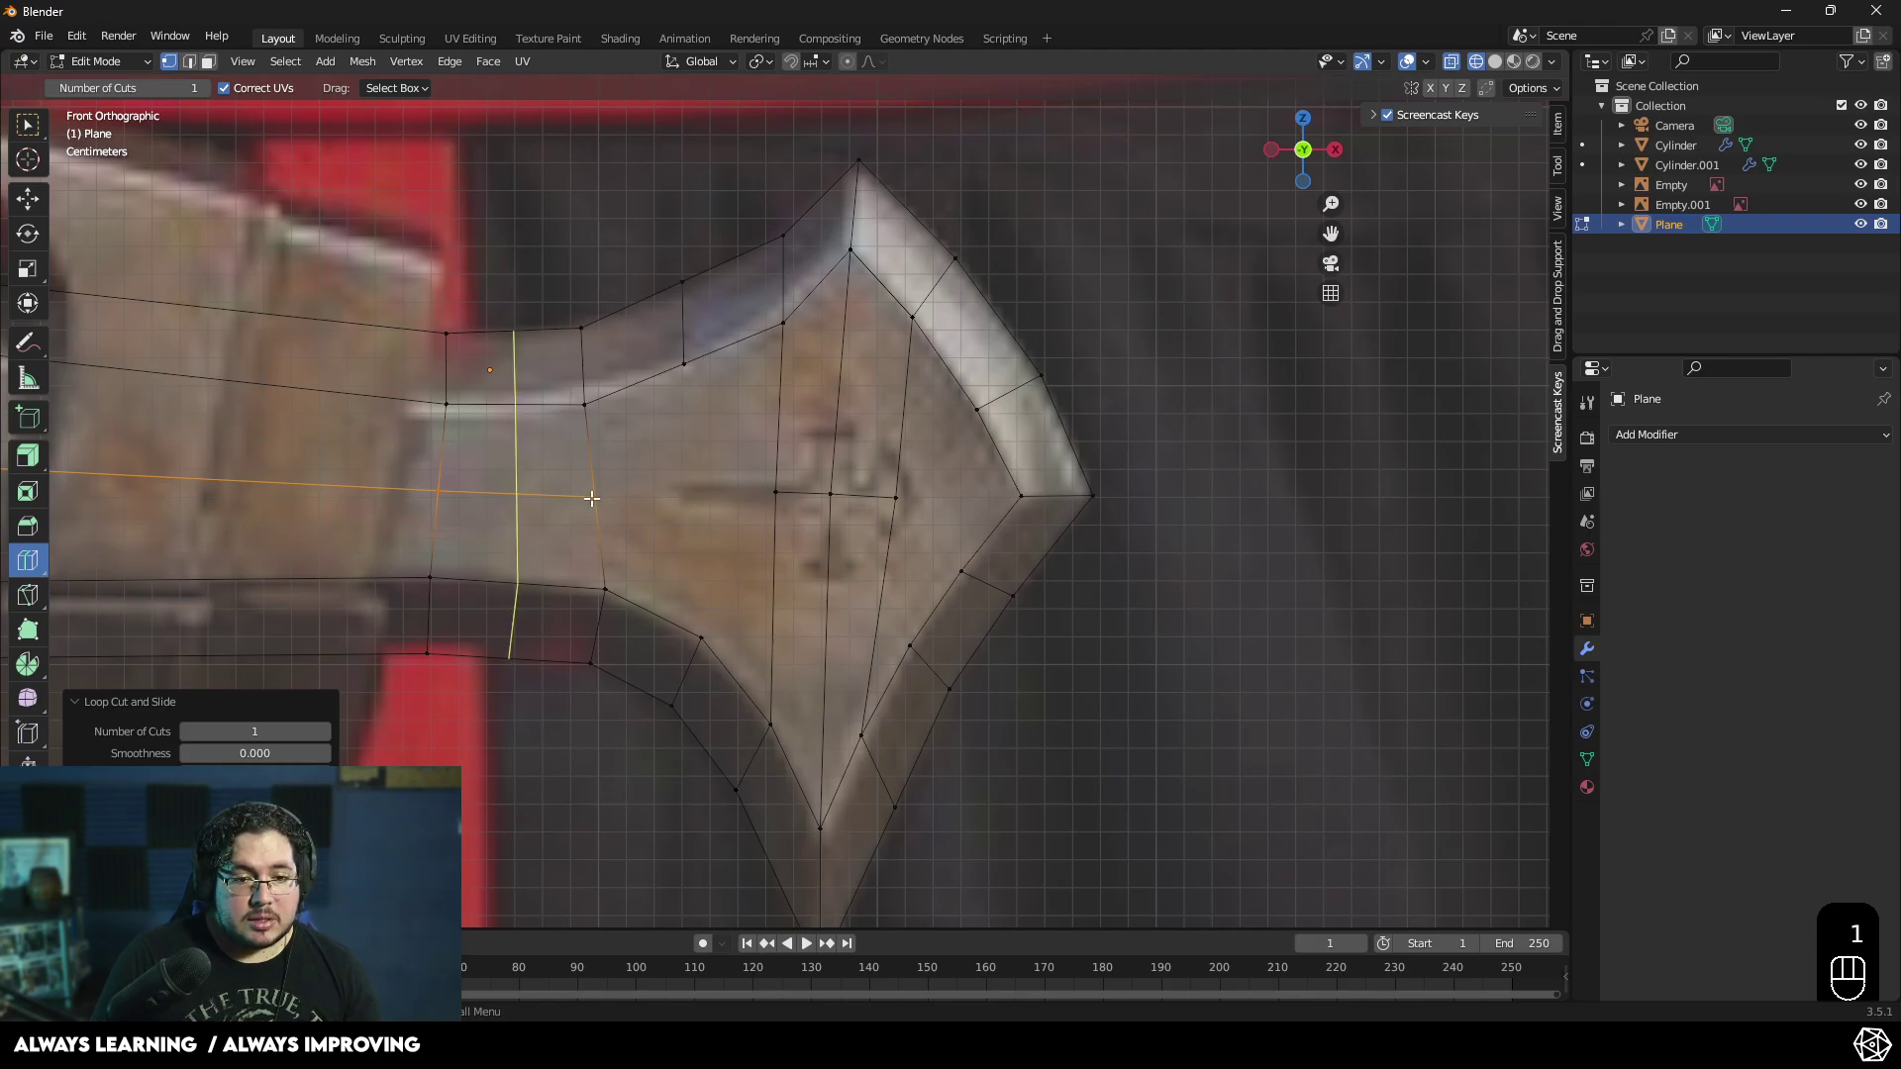
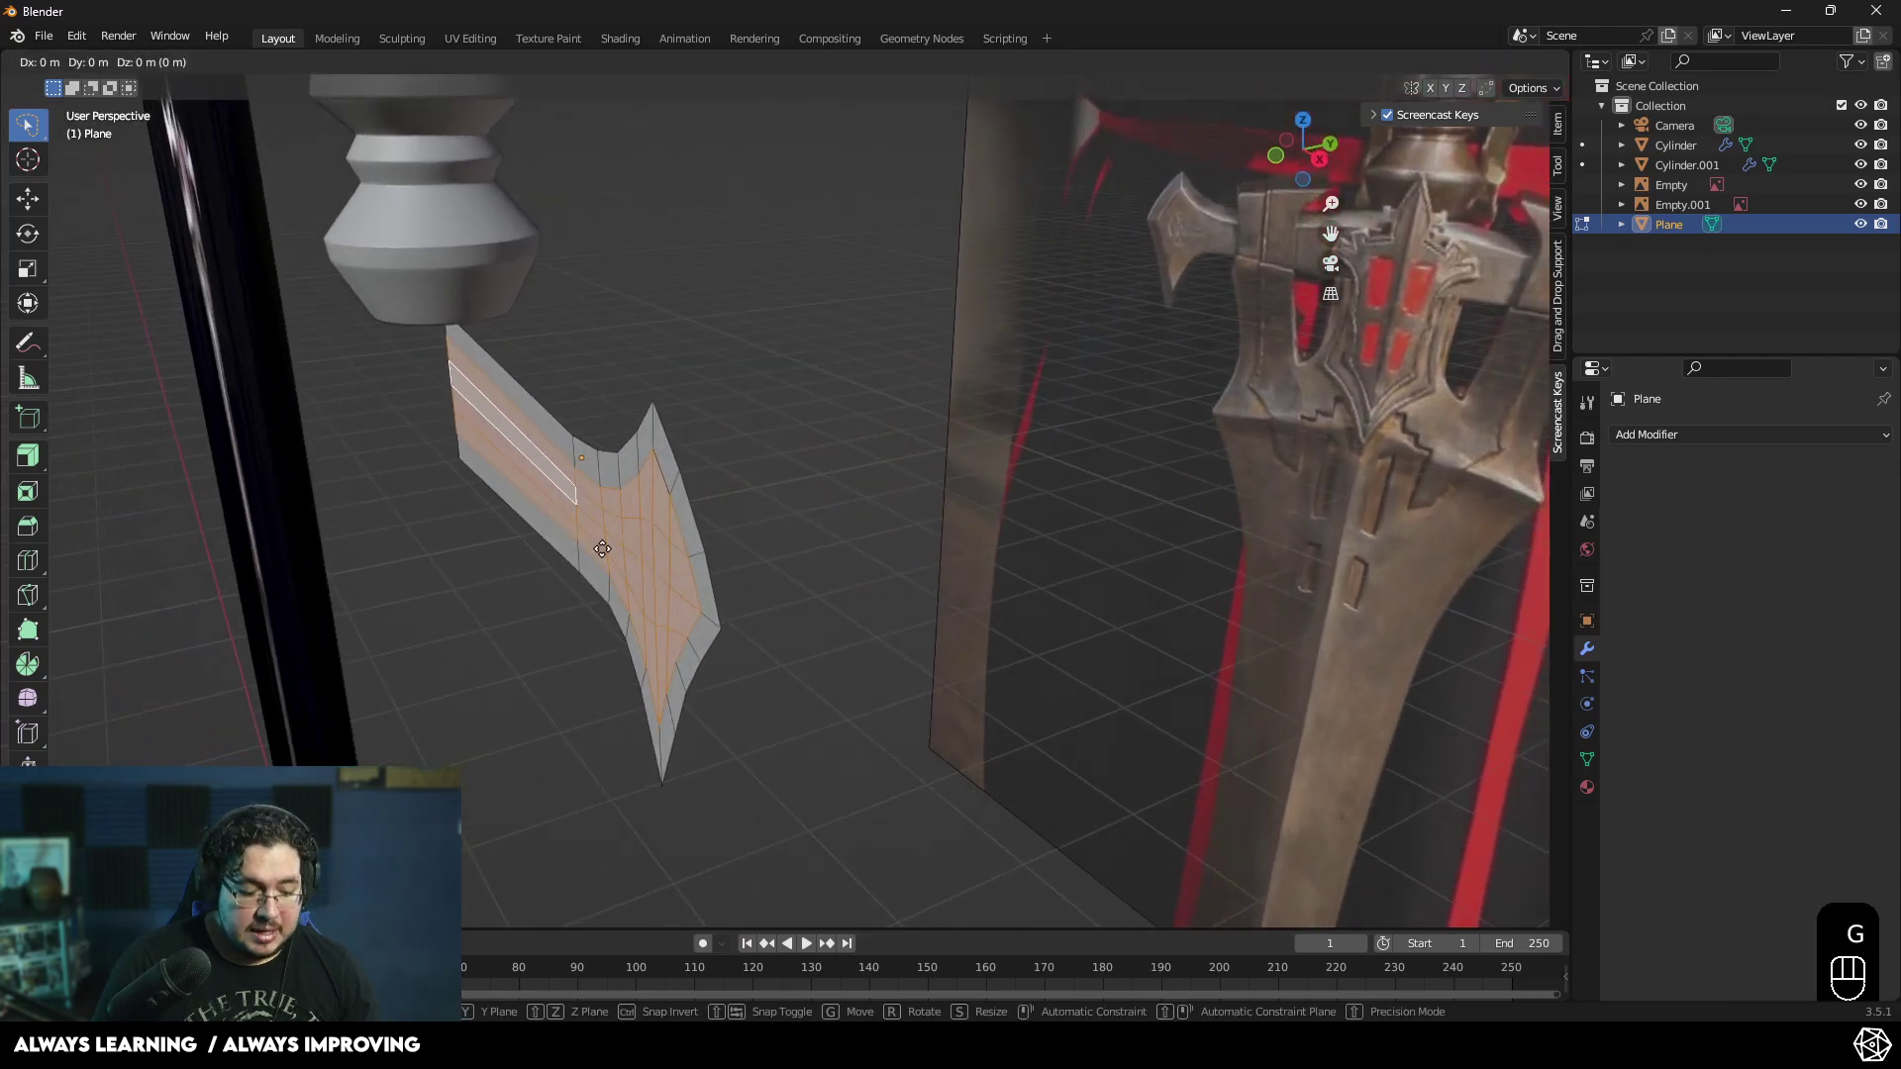
- Move the selected crossguard faces slightly along the Y axis
key(y)
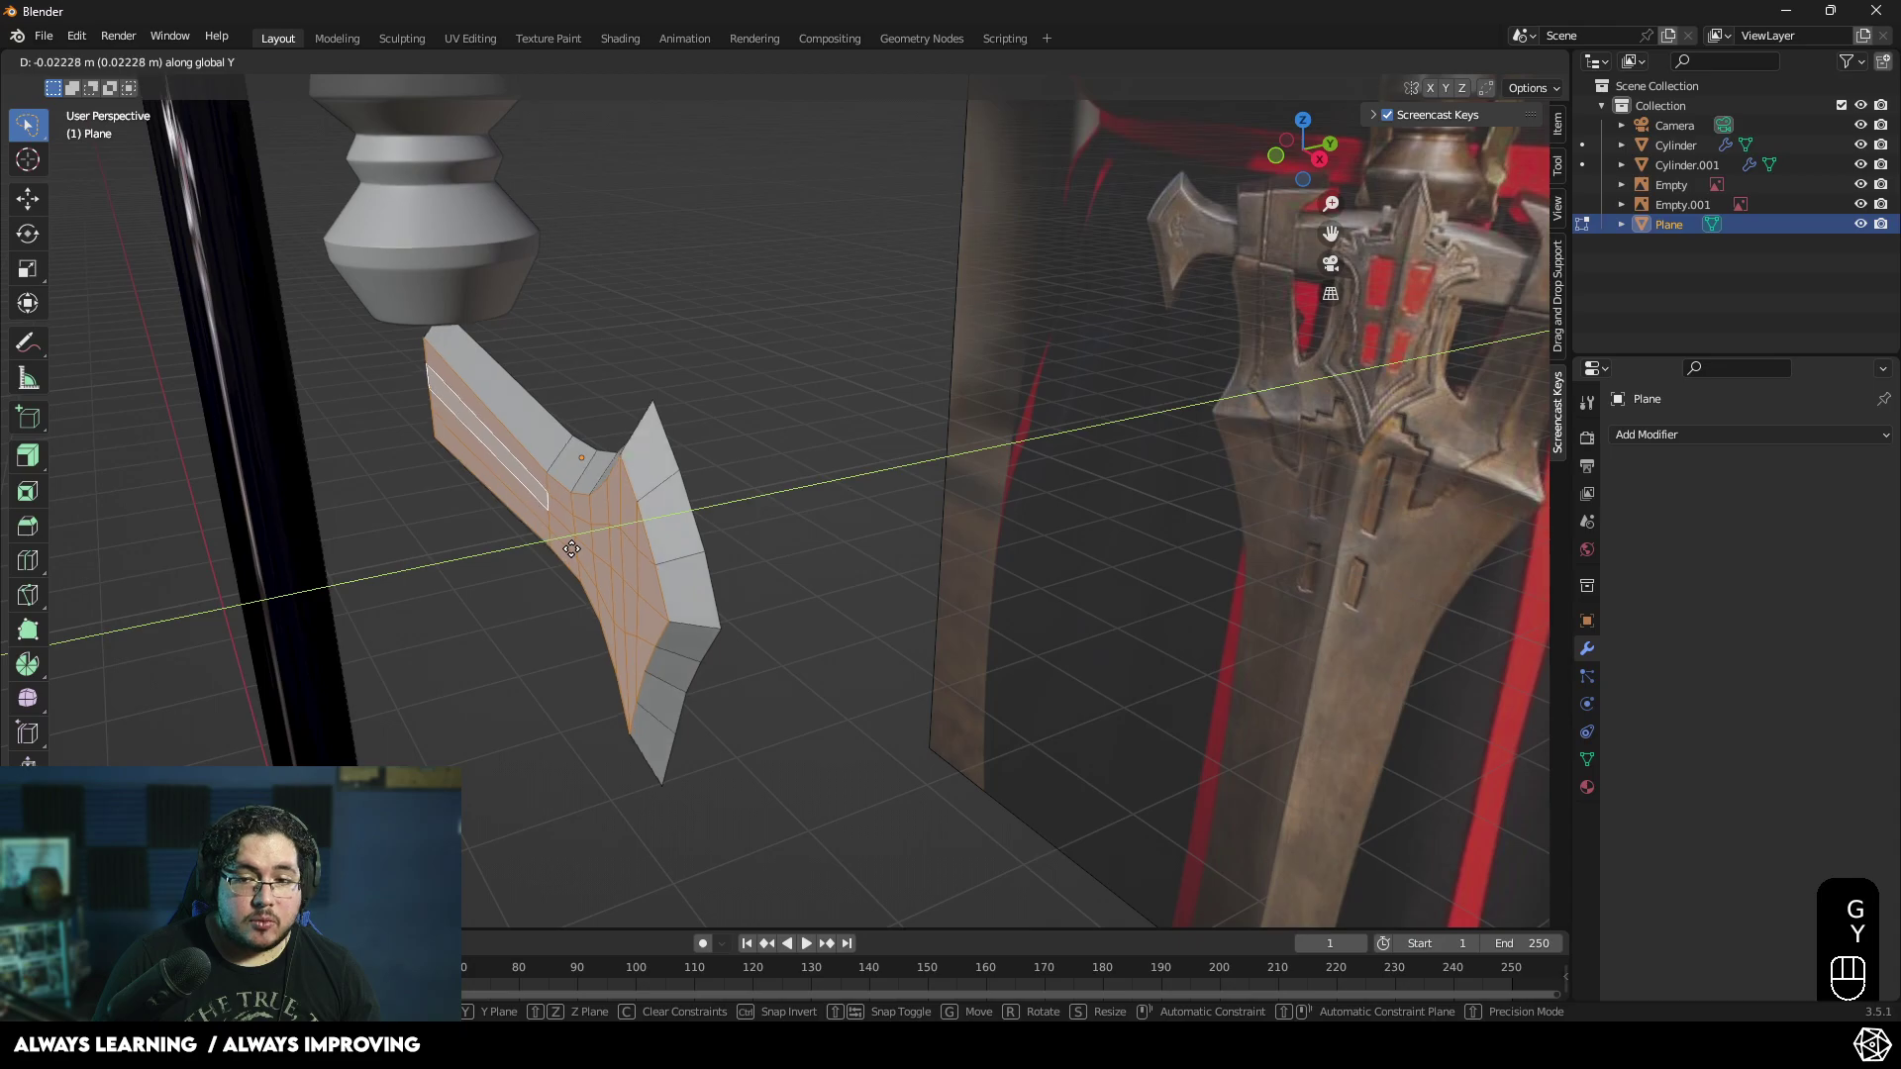
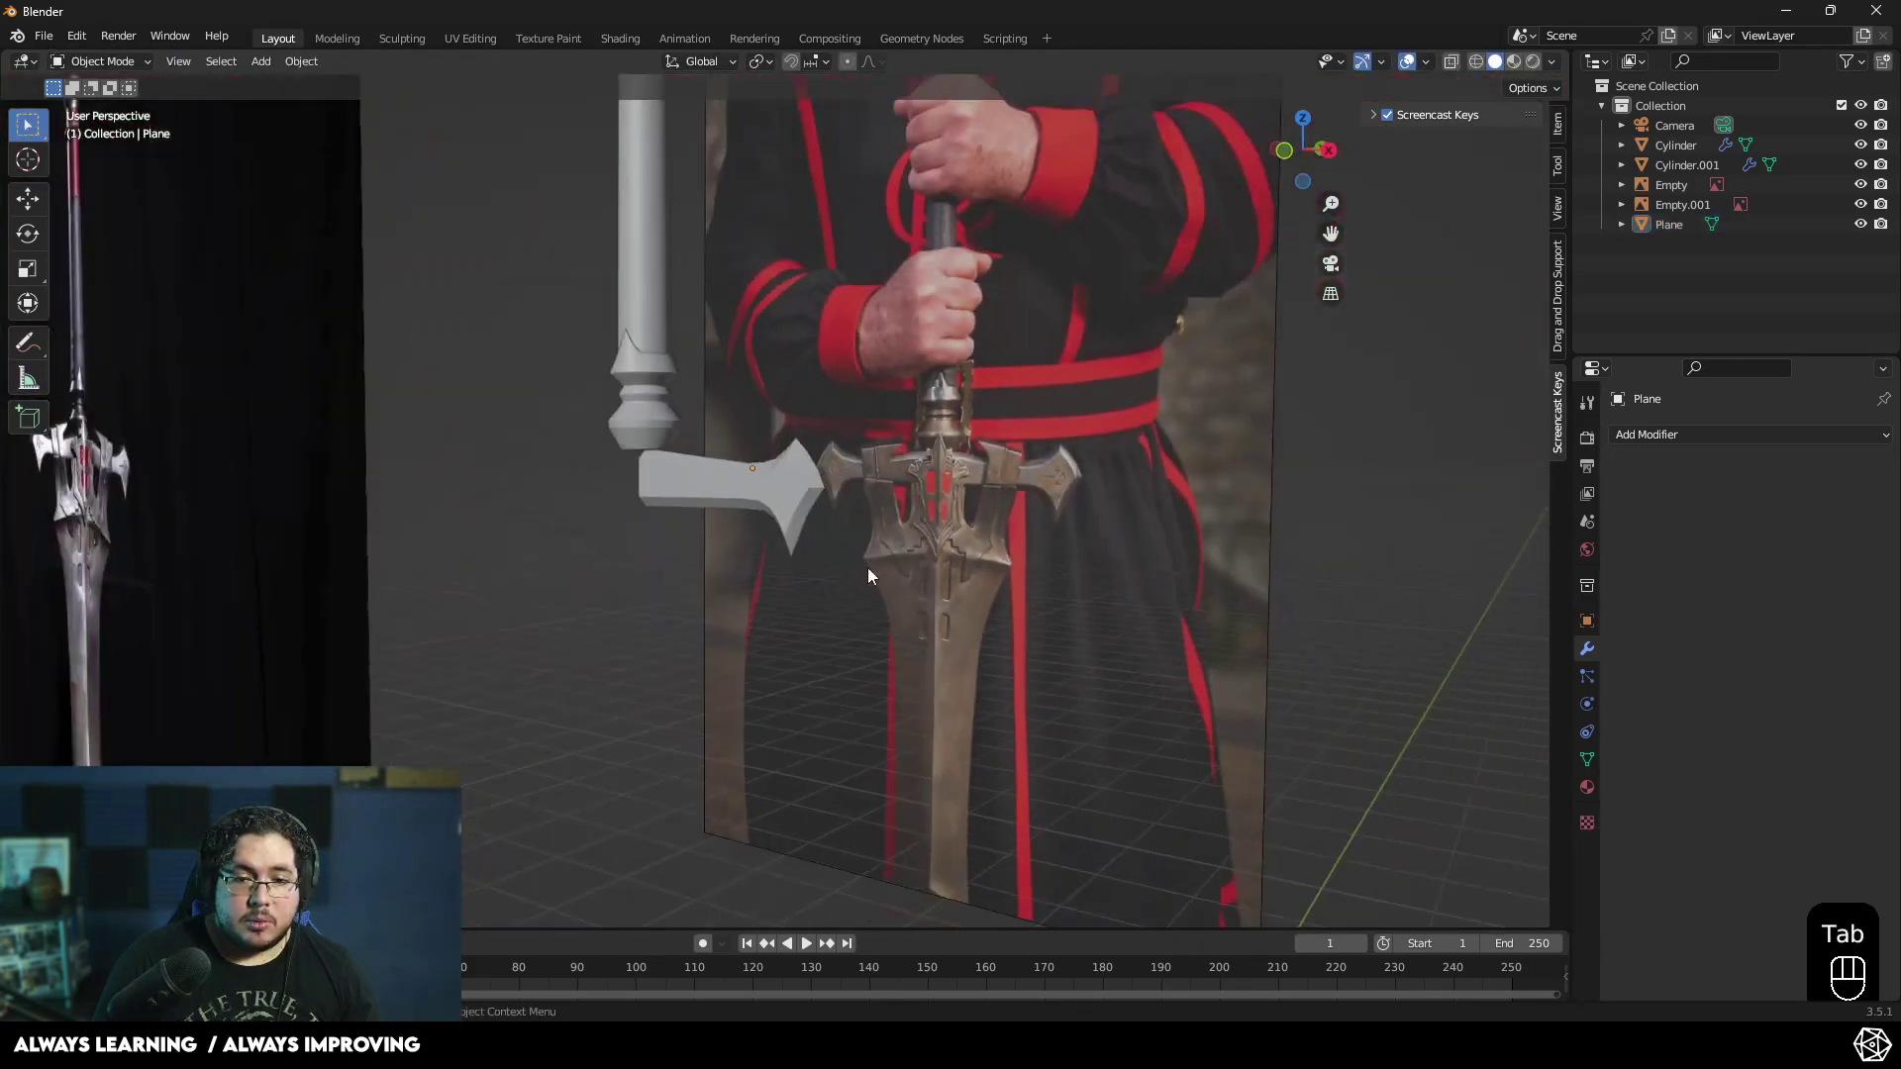
drag(724, 609, 699, 660)
drag(776, 658, 833, 707)
drag(837, 536, 876, 501)
key(ctrl+z)
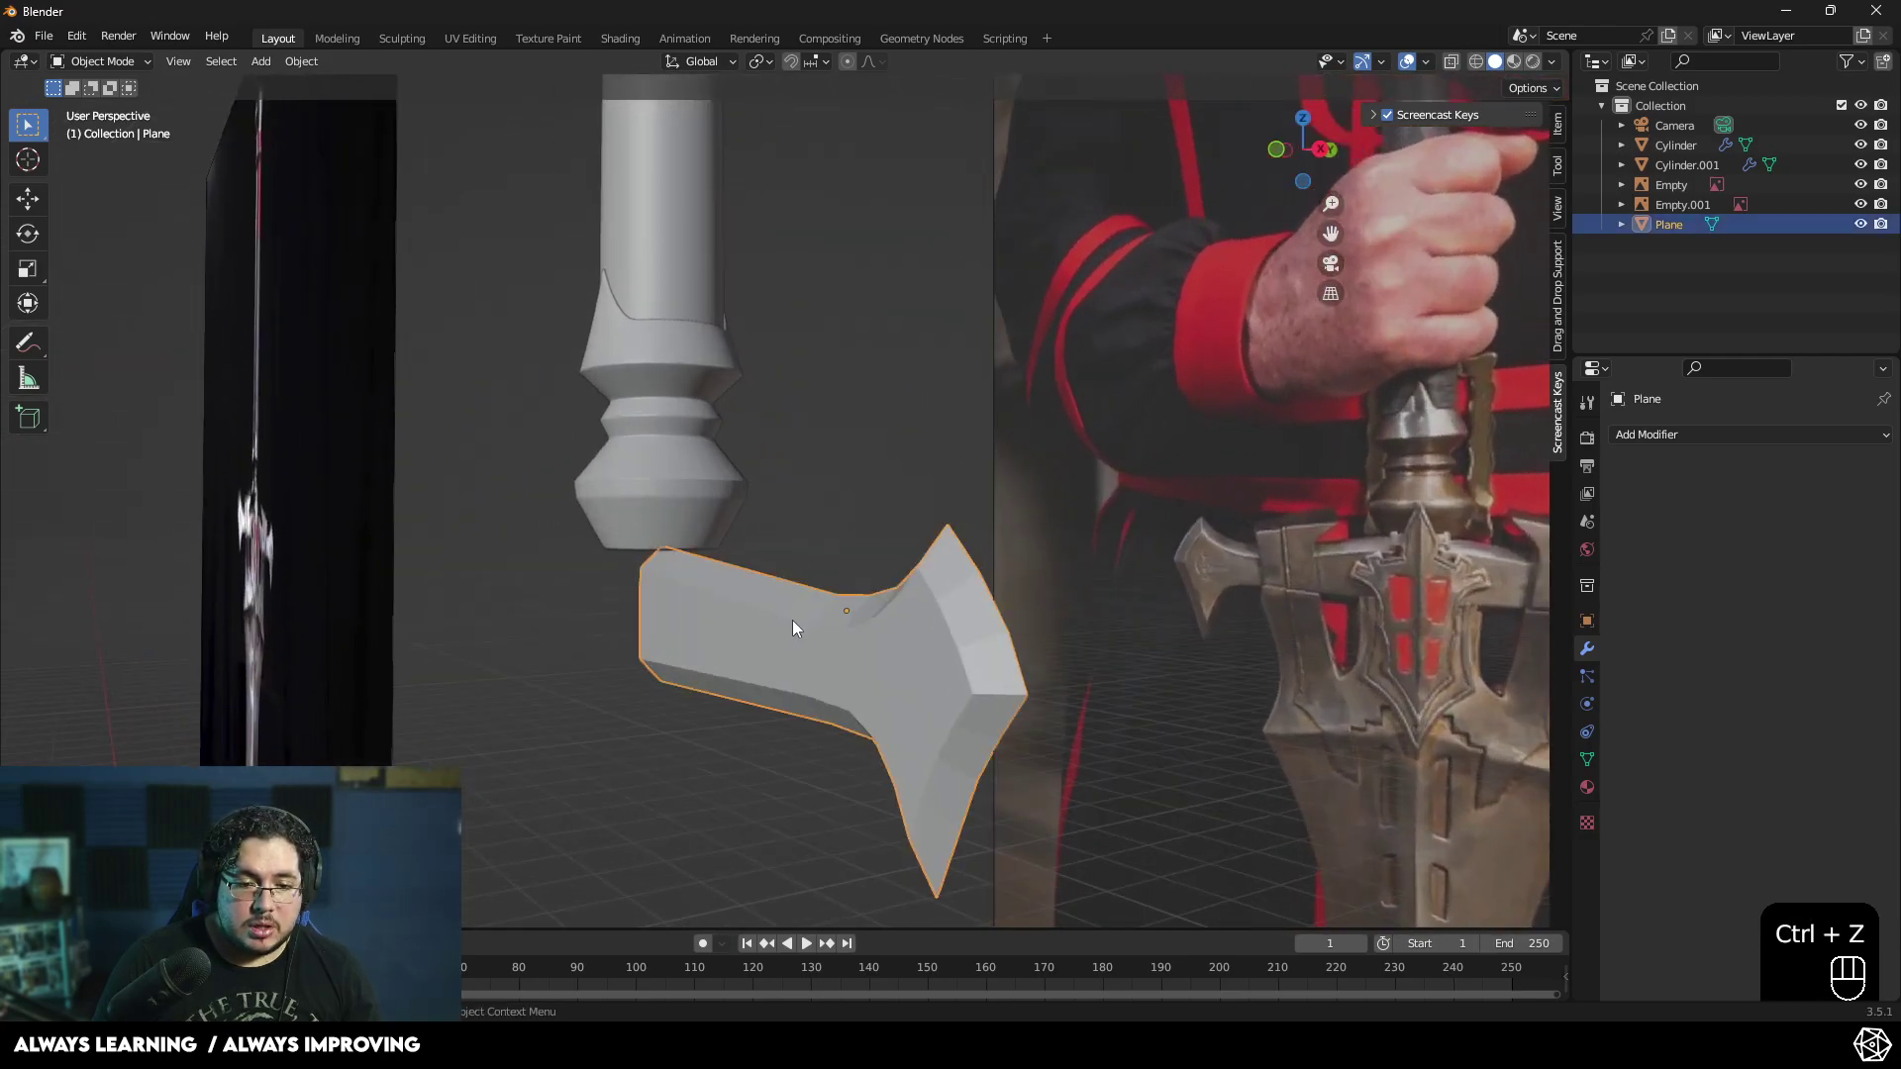
key(Tab)
key(g)
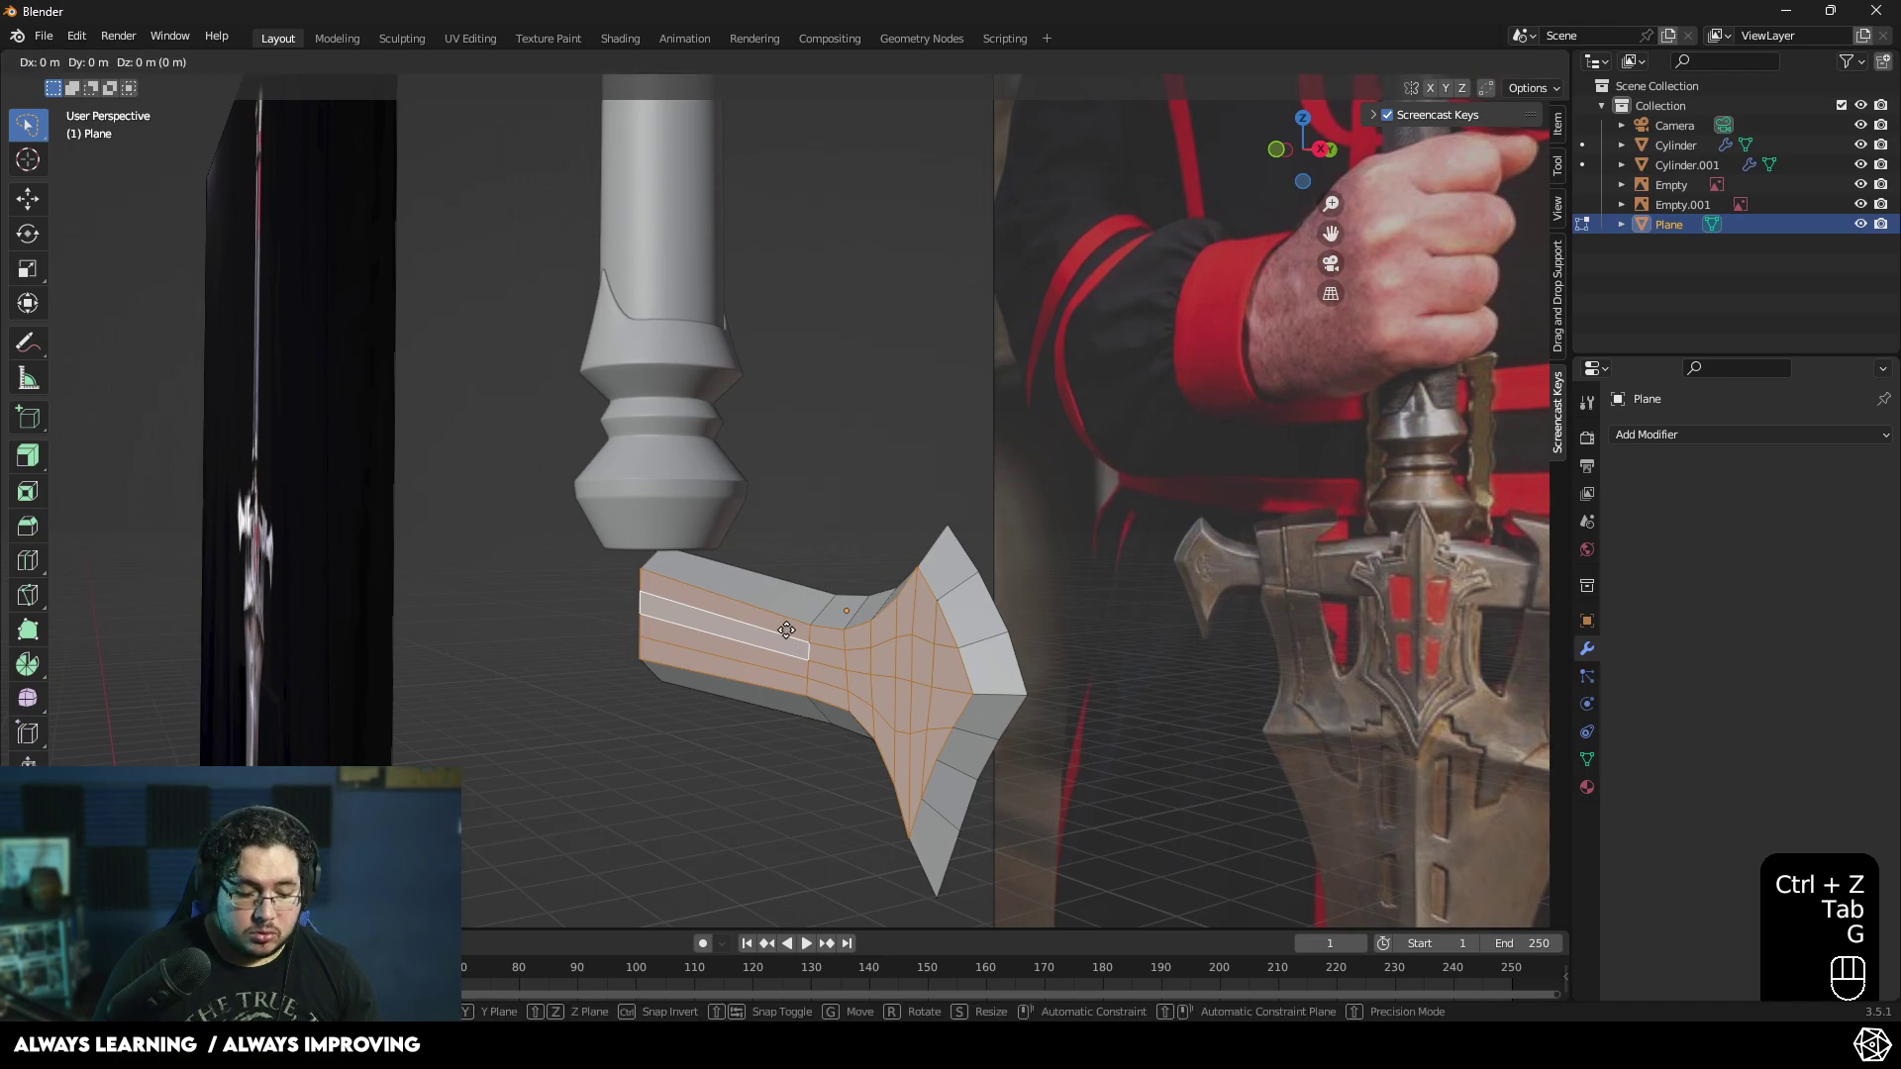
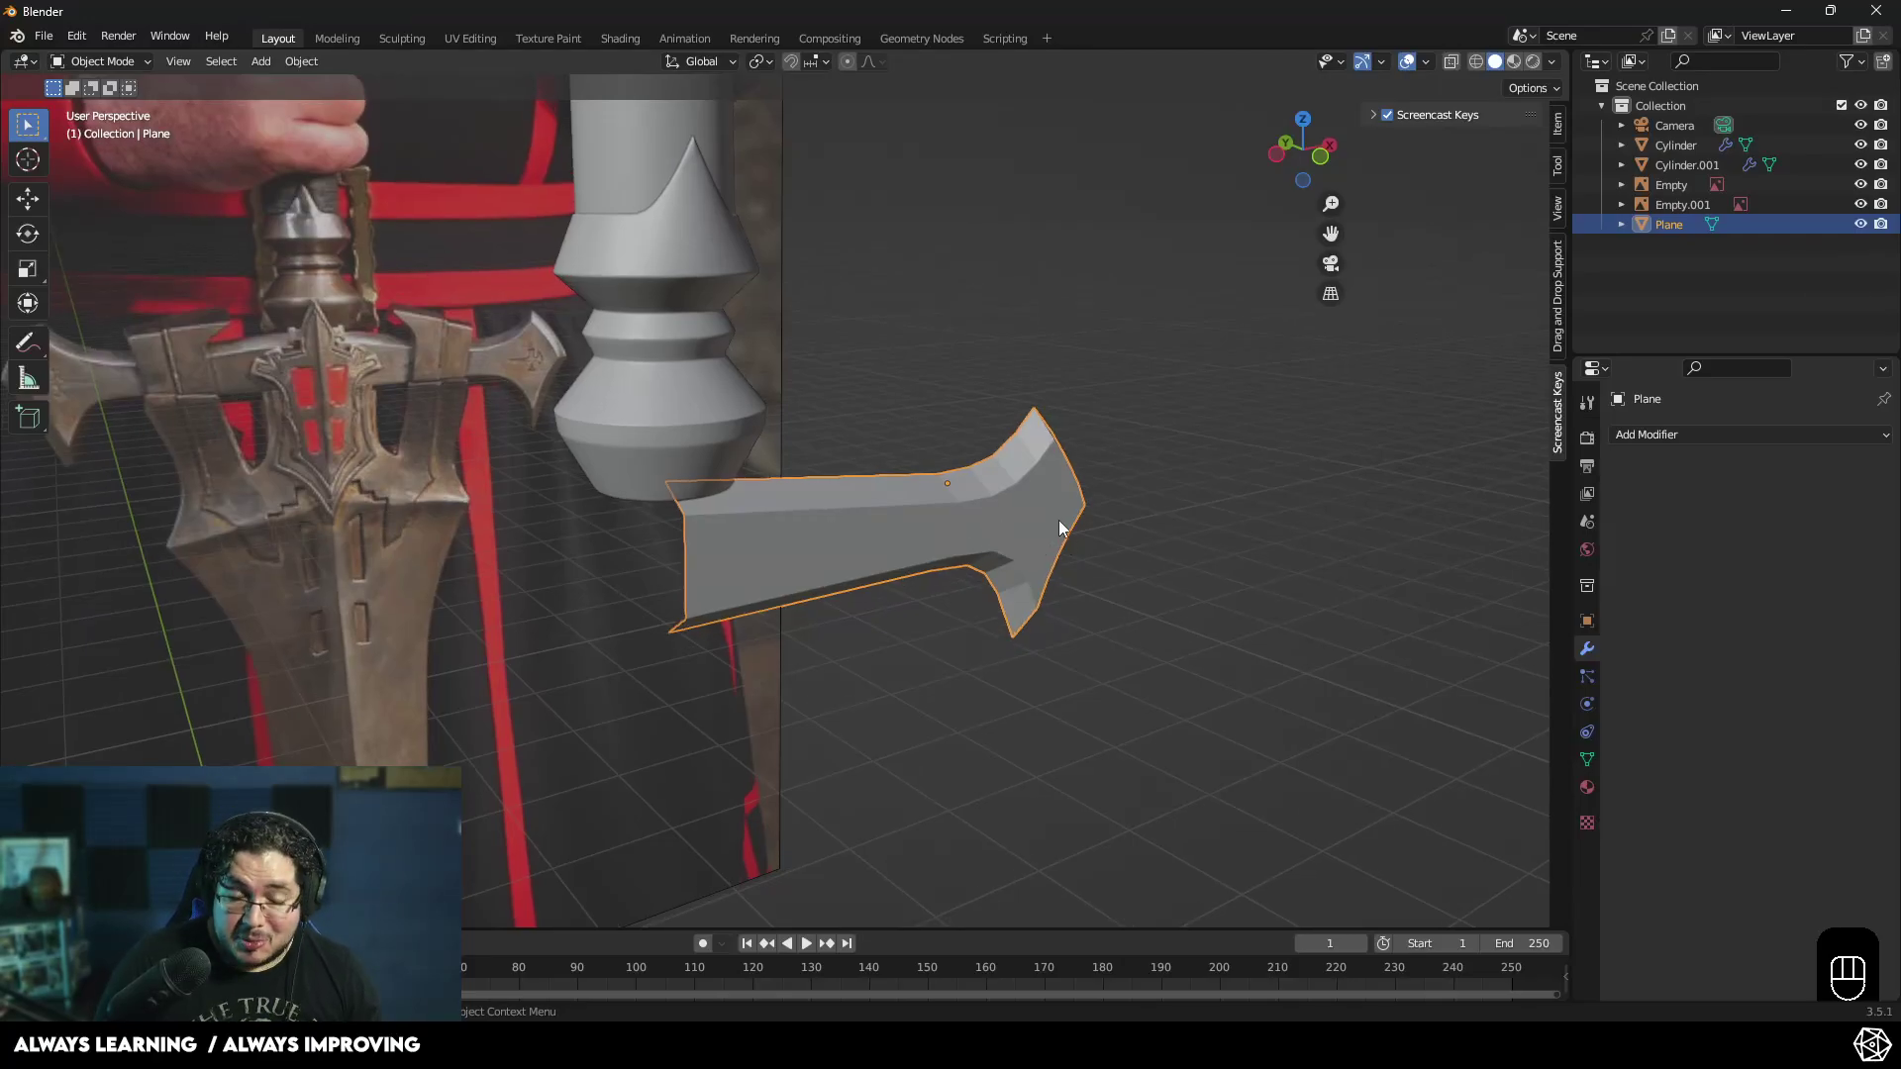
drag(930, 527, 898, 519)
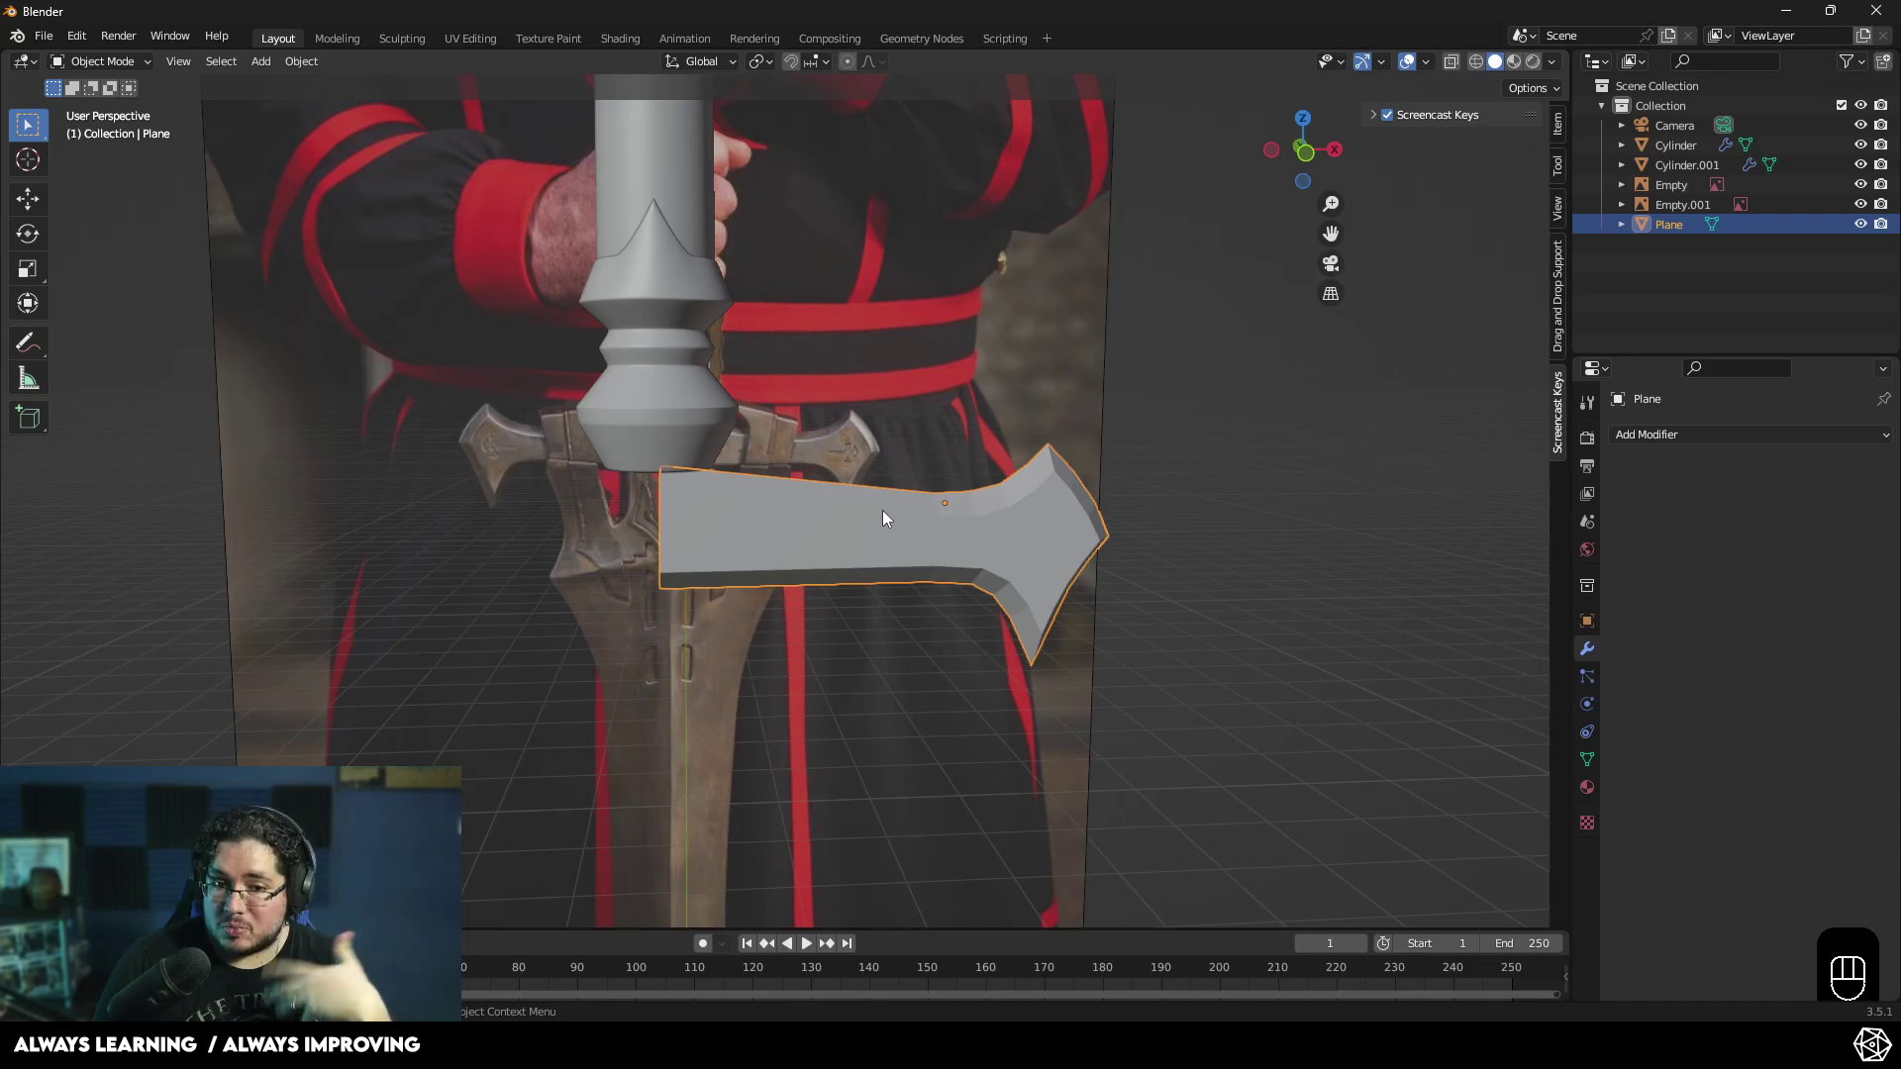
- Mirror the half crossguard across X with merged centre and orbit to check the result
middle_click(749, 568)
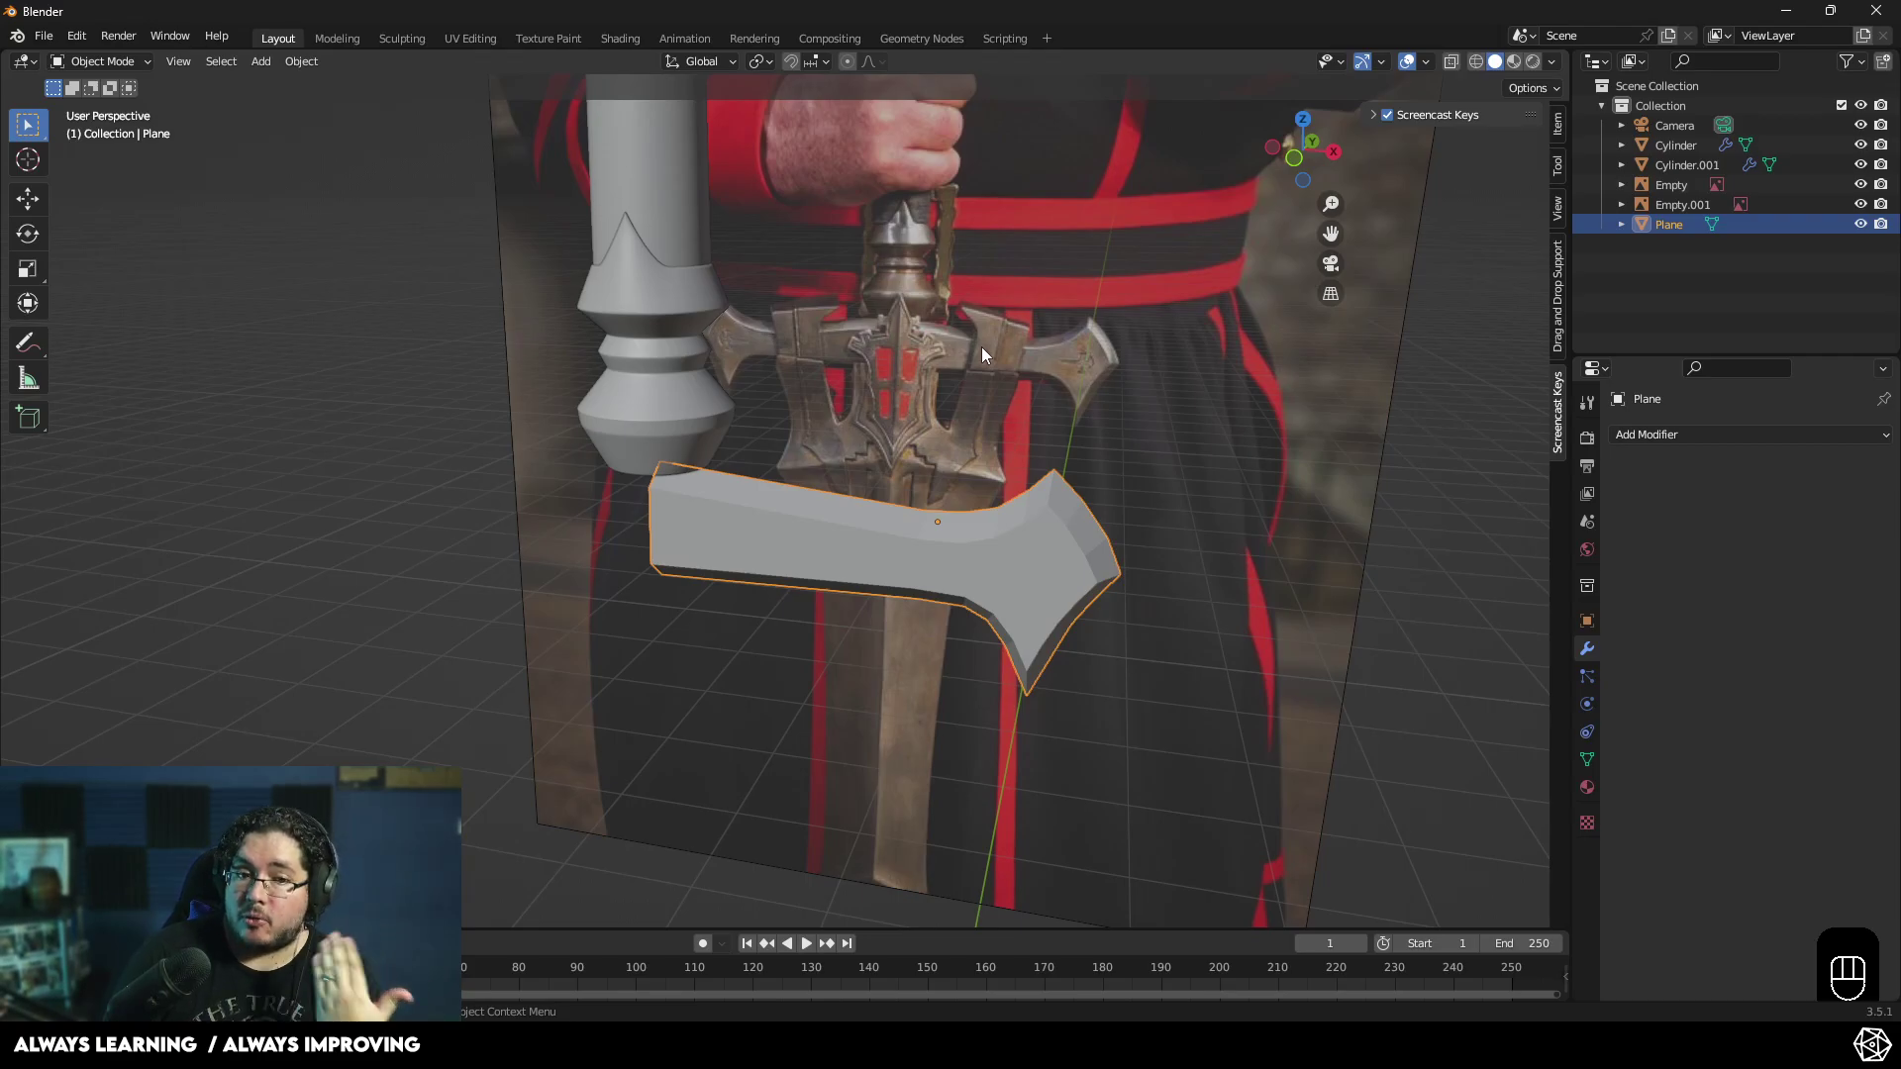
key(ctrl+a)
middle_click(1172, 559)
drag(1639, 438, 1525, 662)
middle_click(942, 636)
drag(725, 511, 833, 475)
- Zoom in on the centre seam and view the crossguard straight from the front
drag(740, 537, 691, 521)
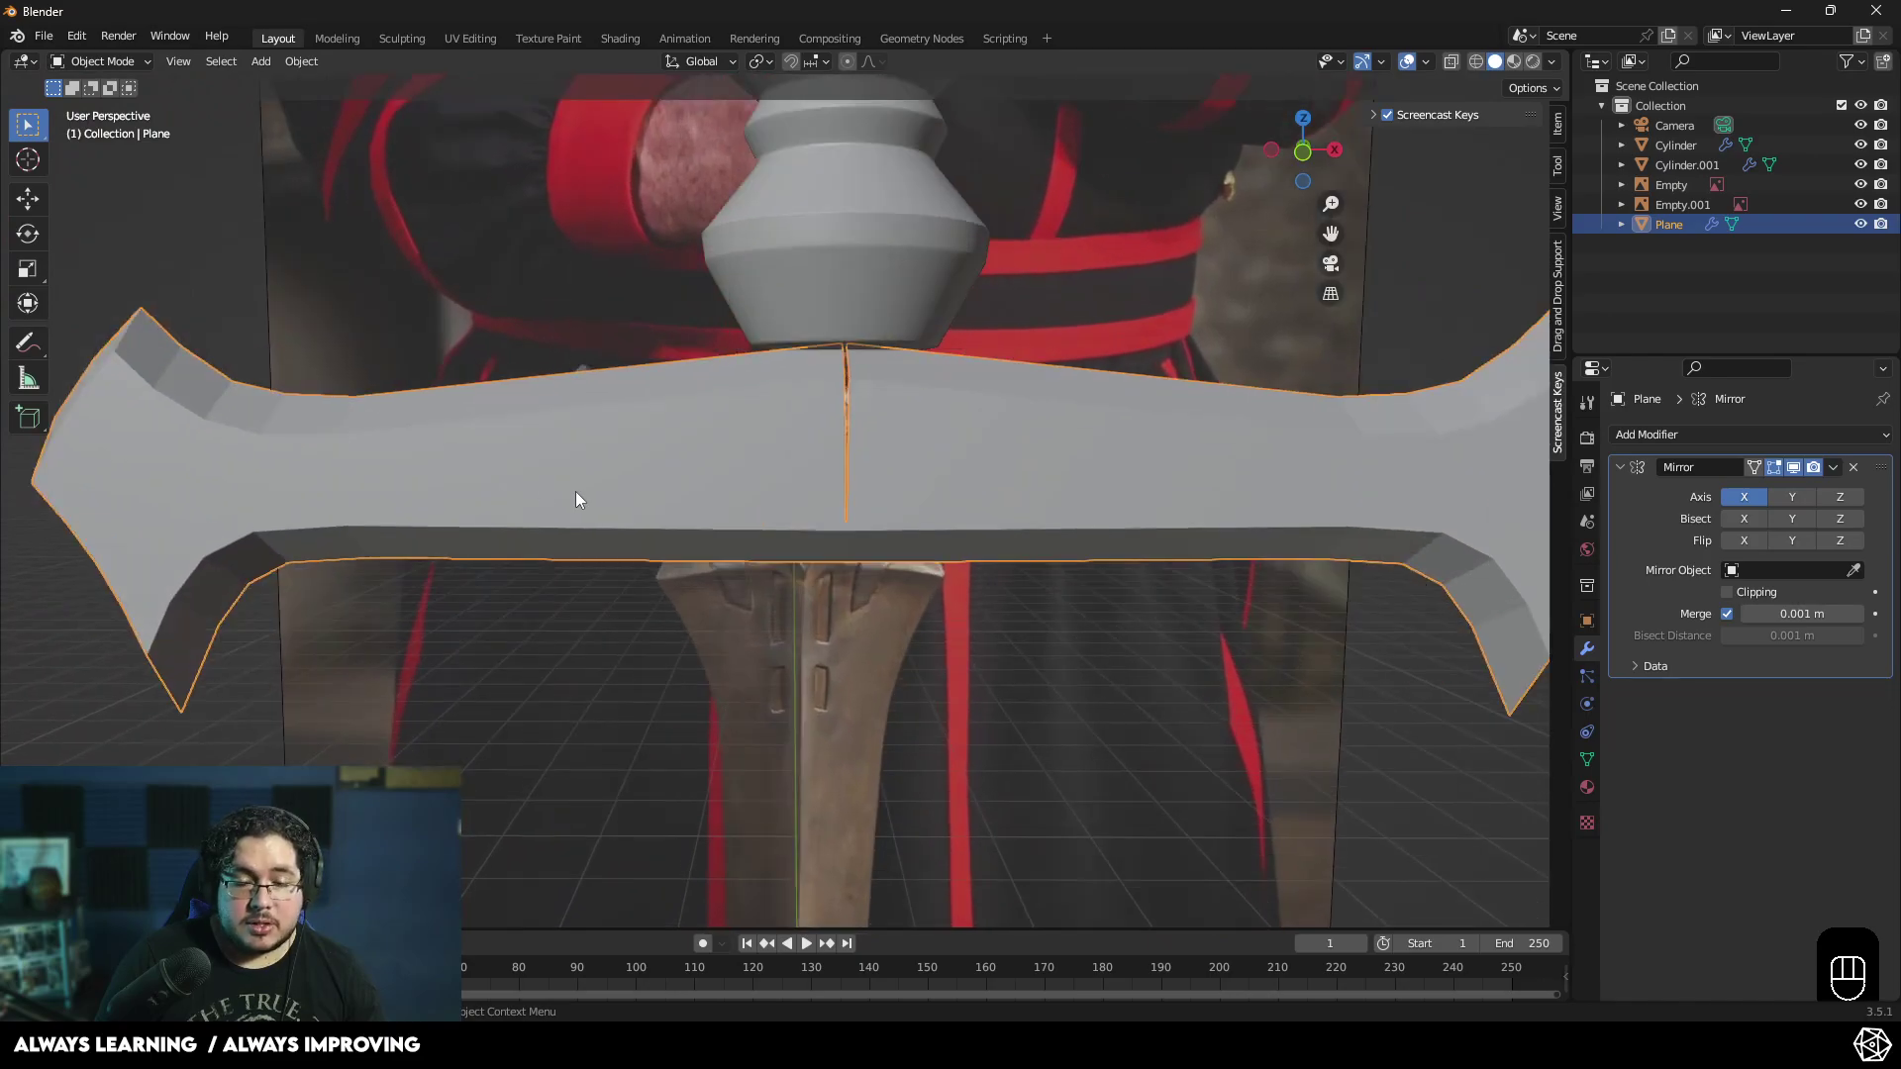
drag(672, 534, 666, 502)
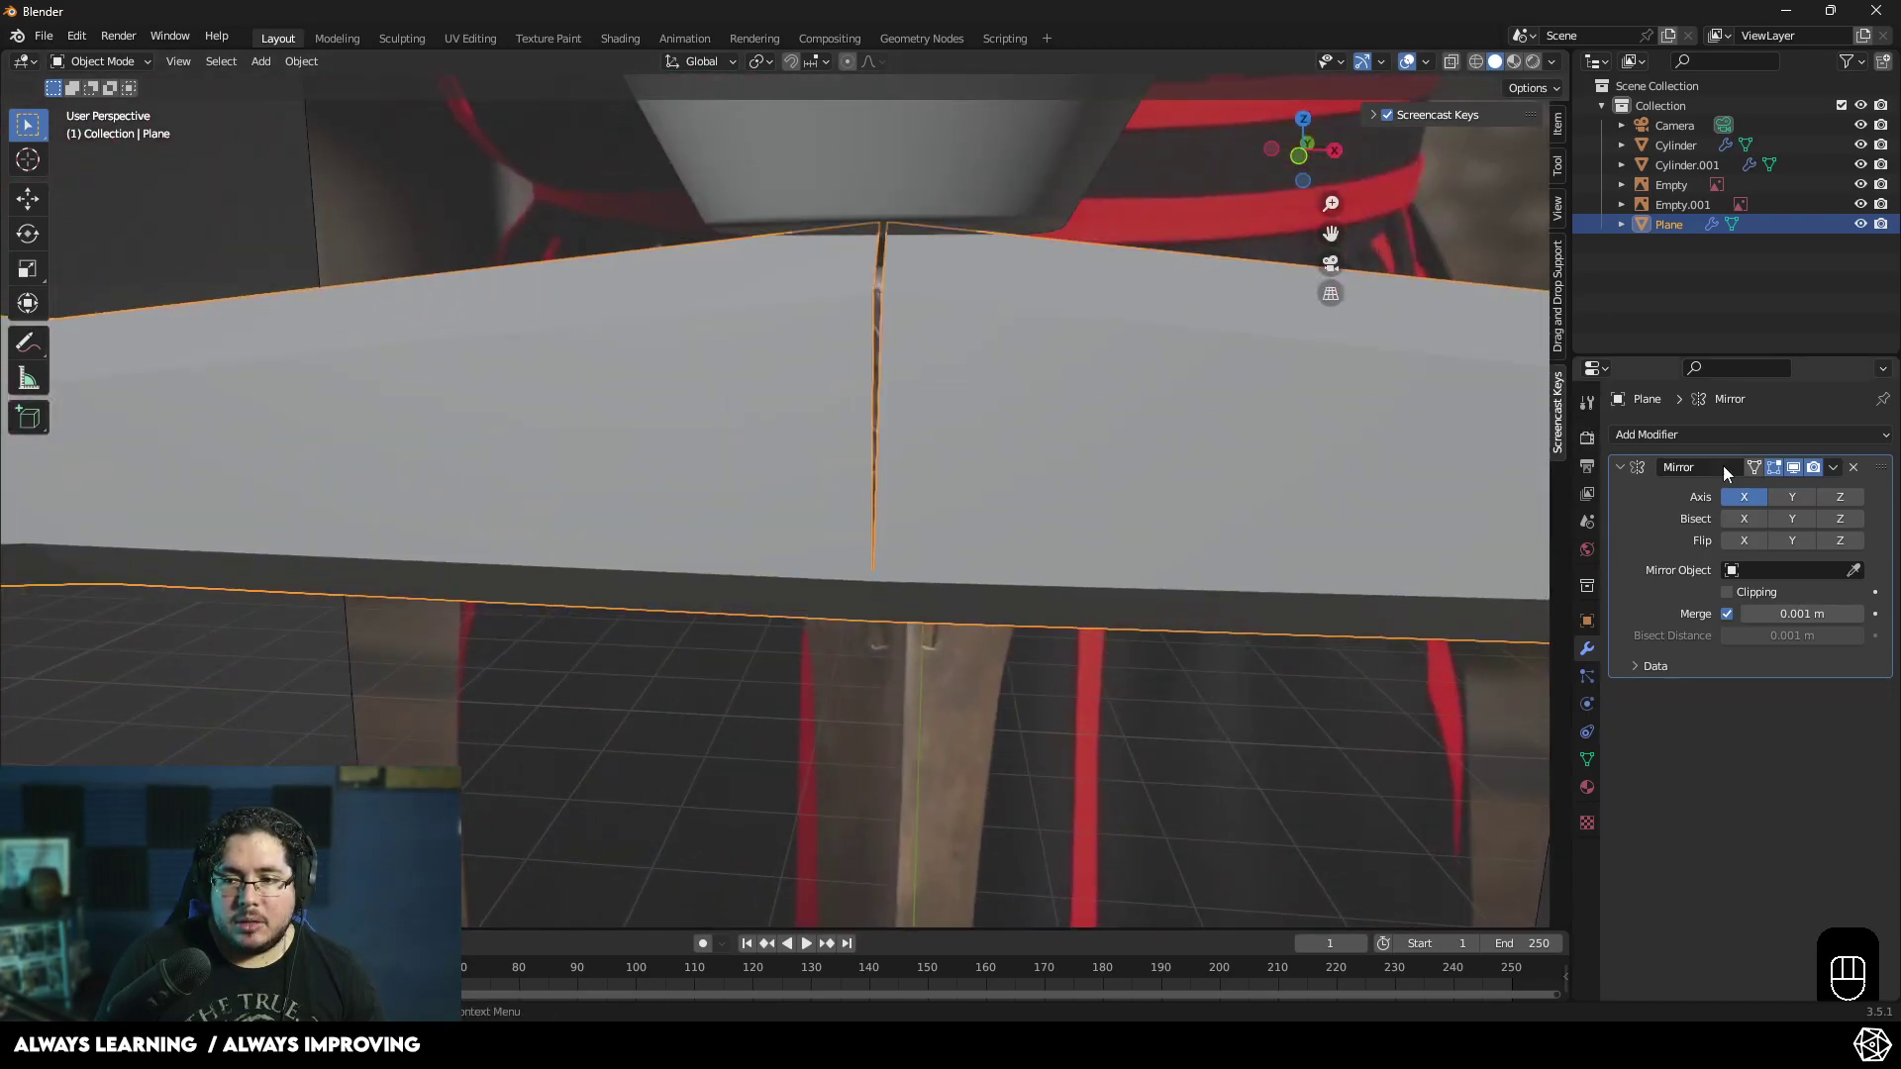
click(1809, 477)
key(KP_1)
key(KP_4)
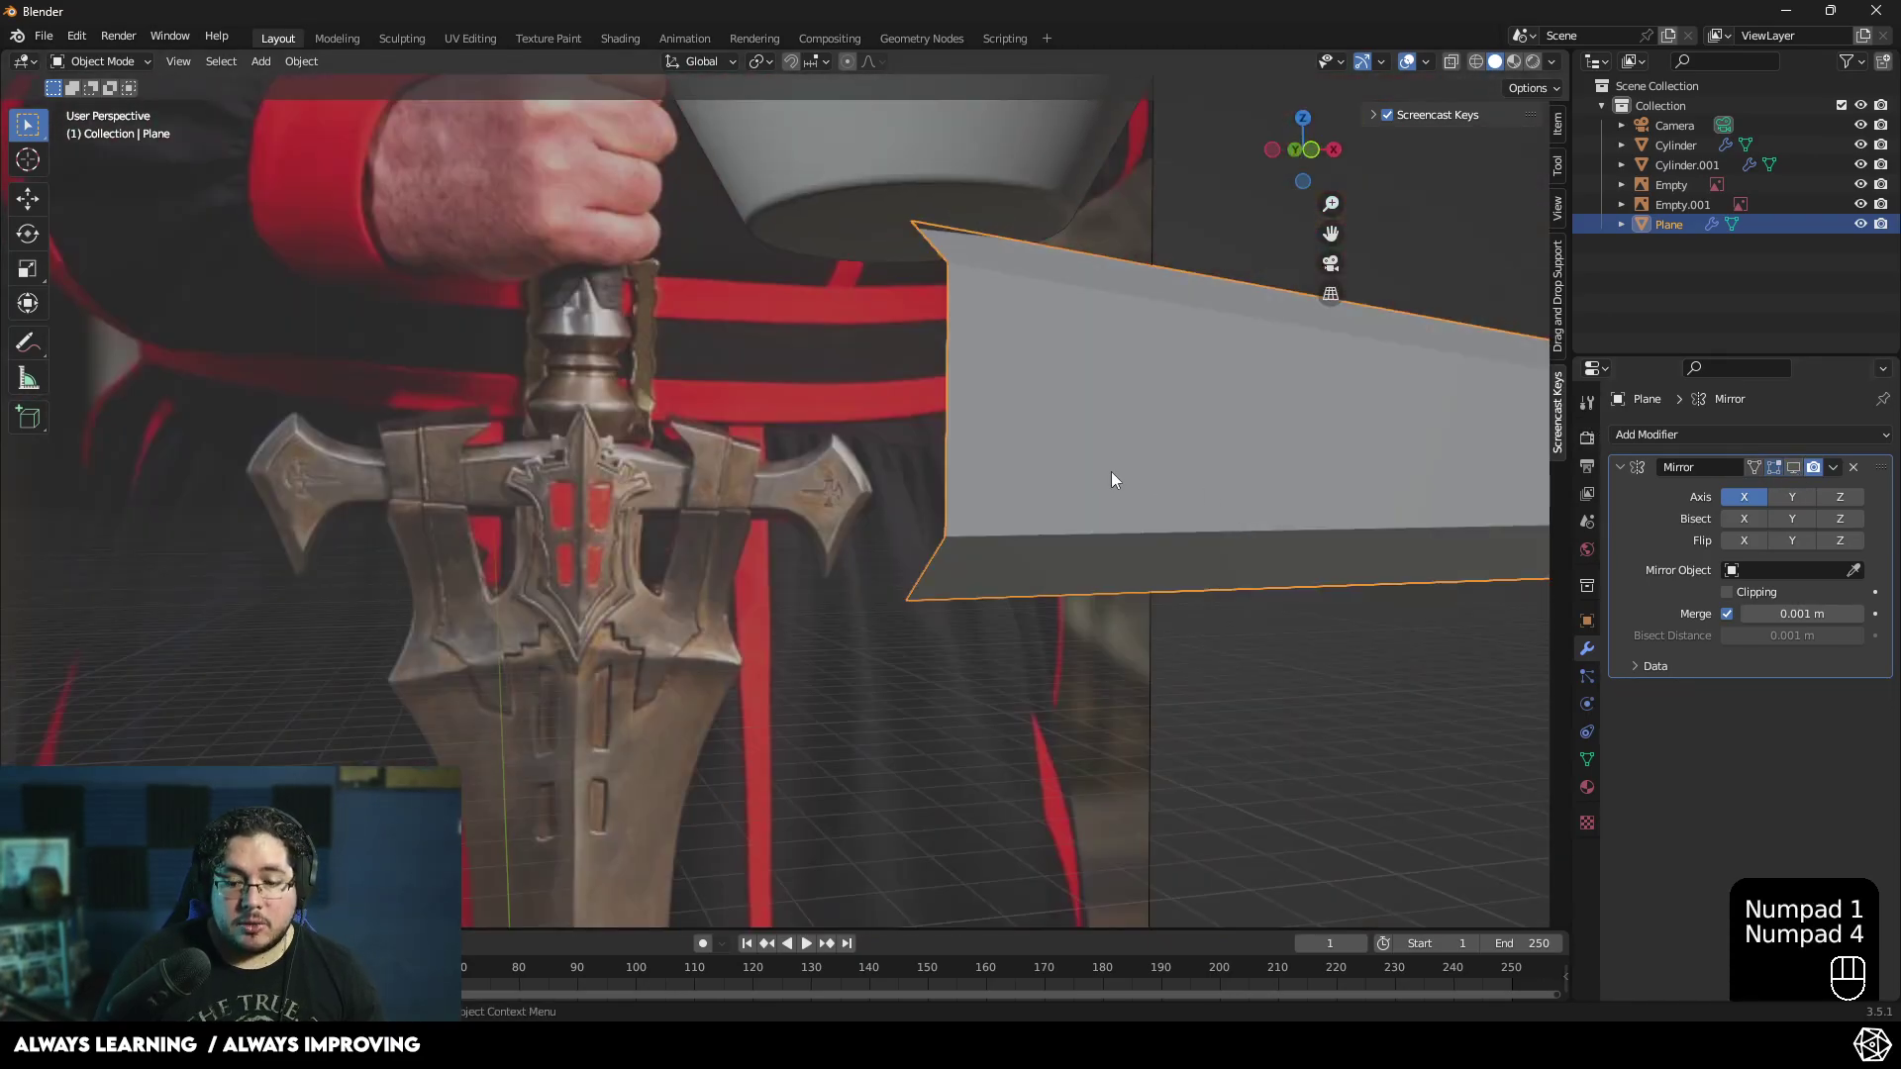
key(KP_1)
- In Edit Mode with X-ray on, move the centre-seam vertices along X onto the mirror line
drag(808, 439, 744, 448)
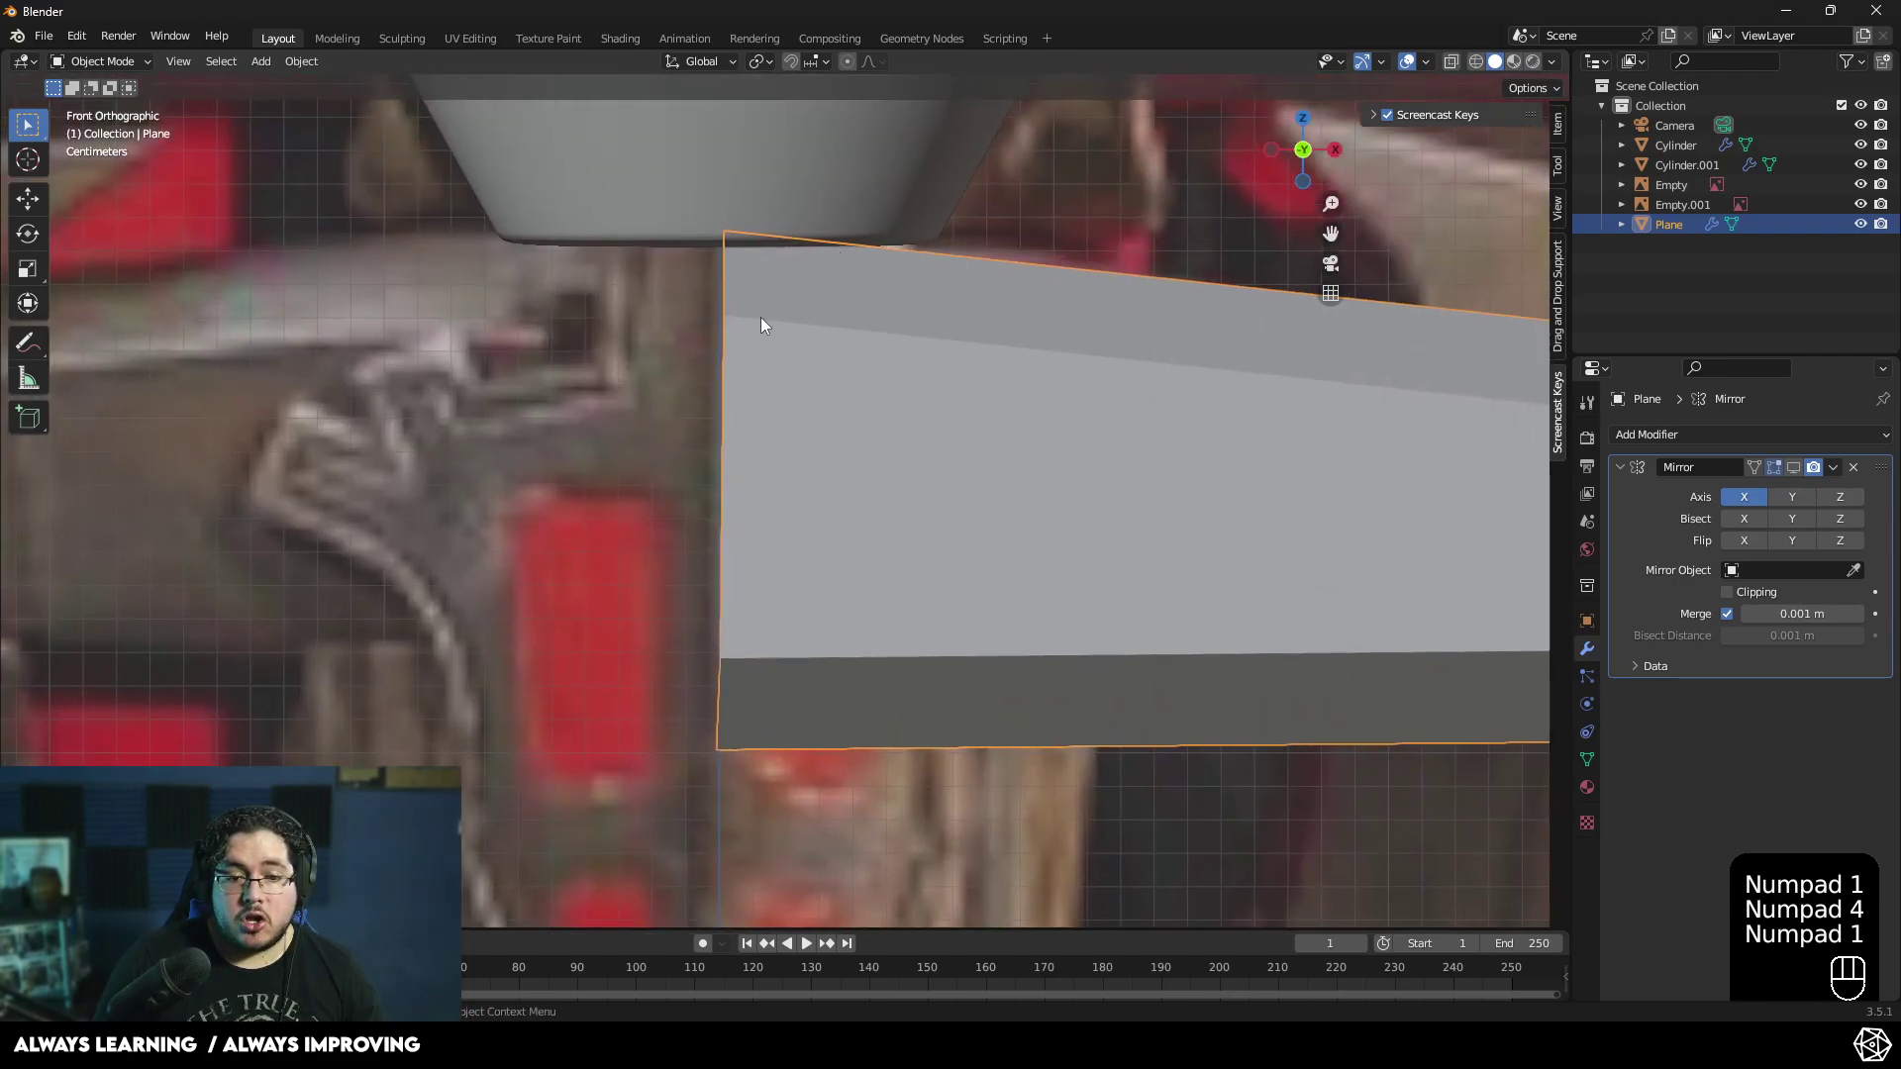
key(1)
key(Tab)
key(z)
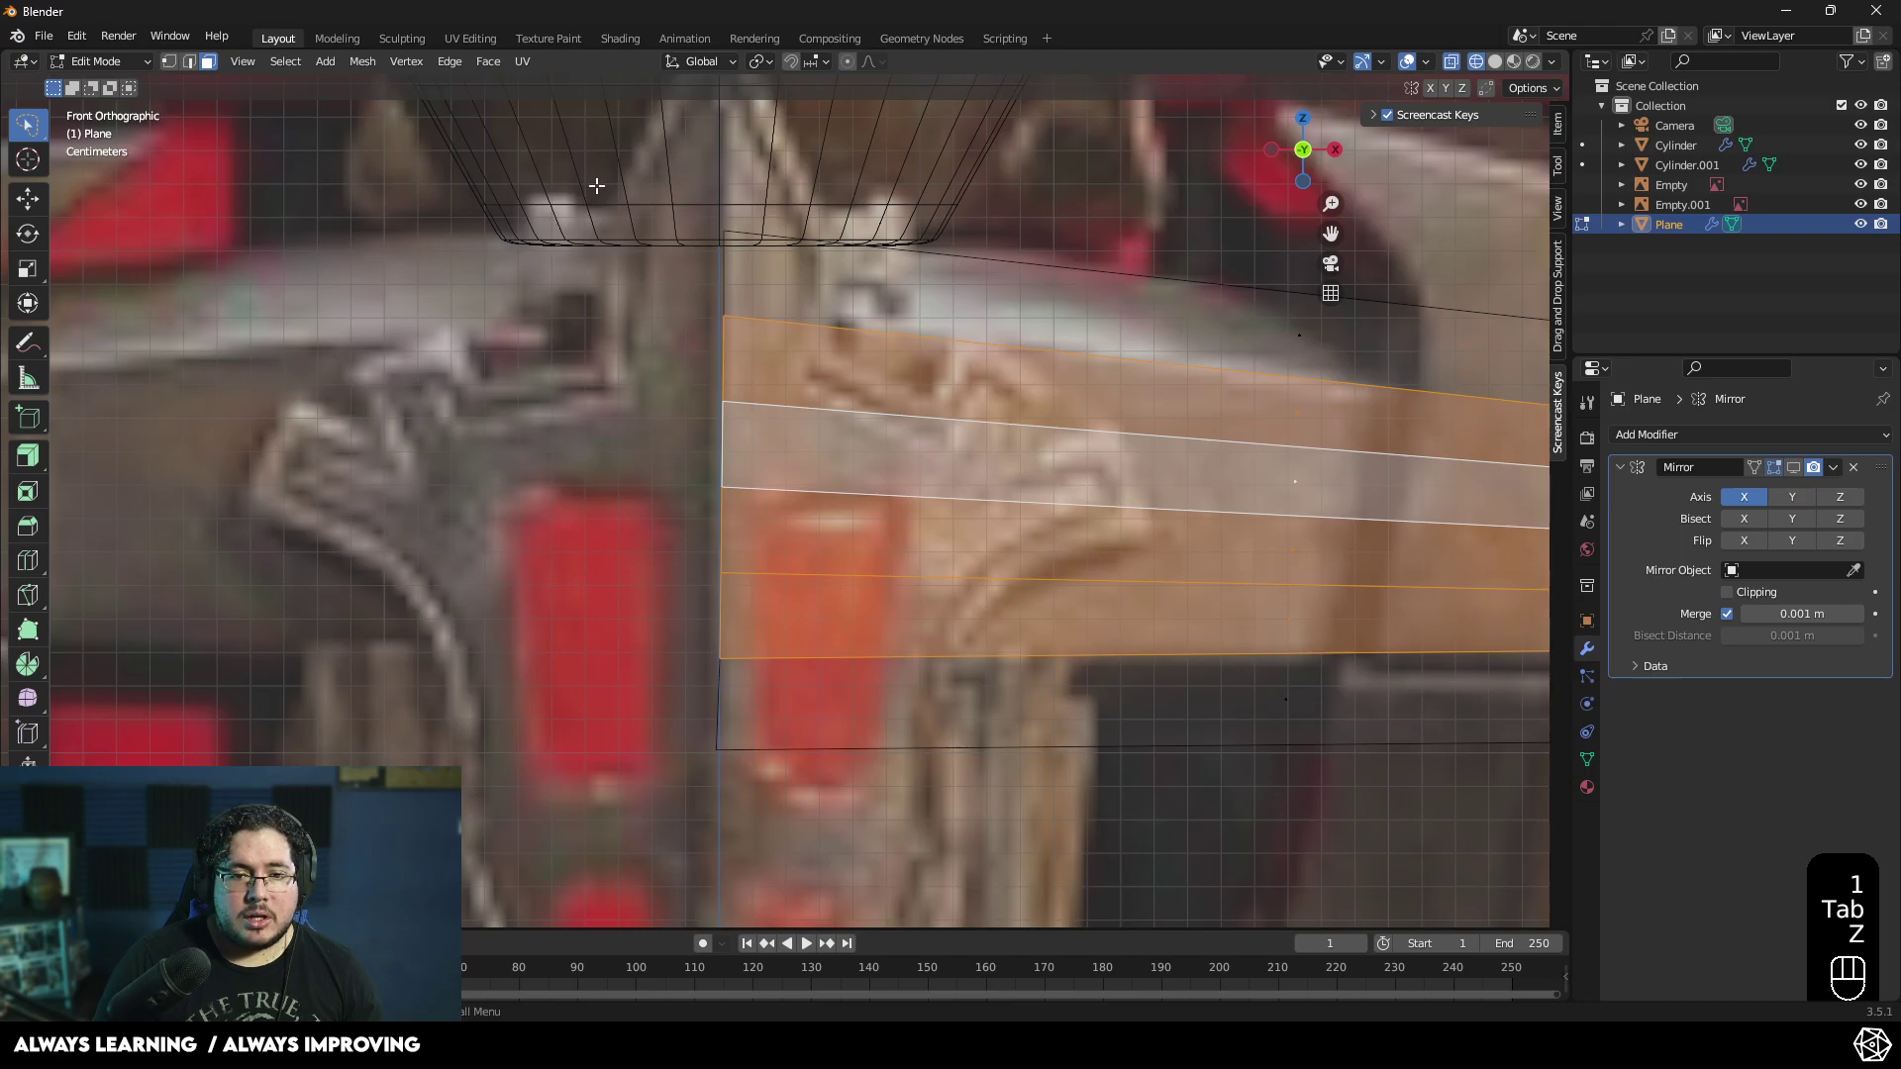
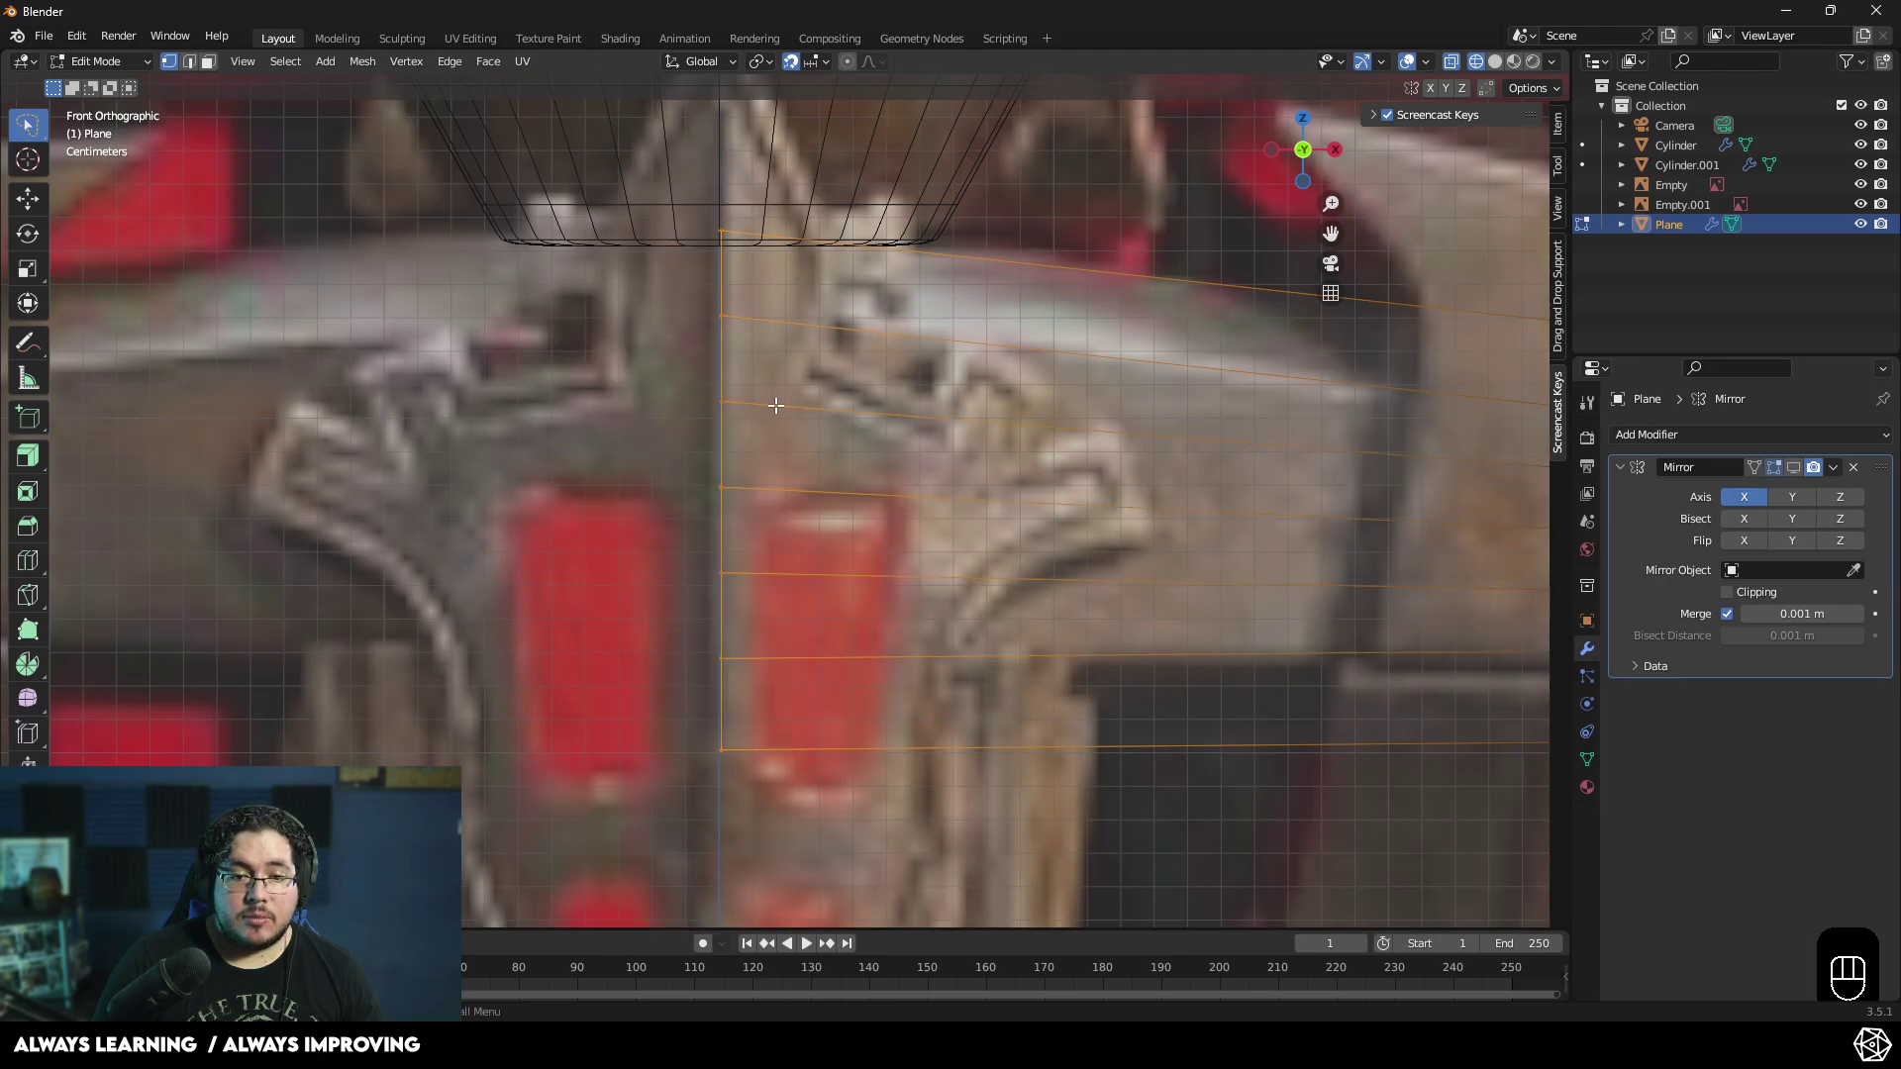
key(g)
key(x)
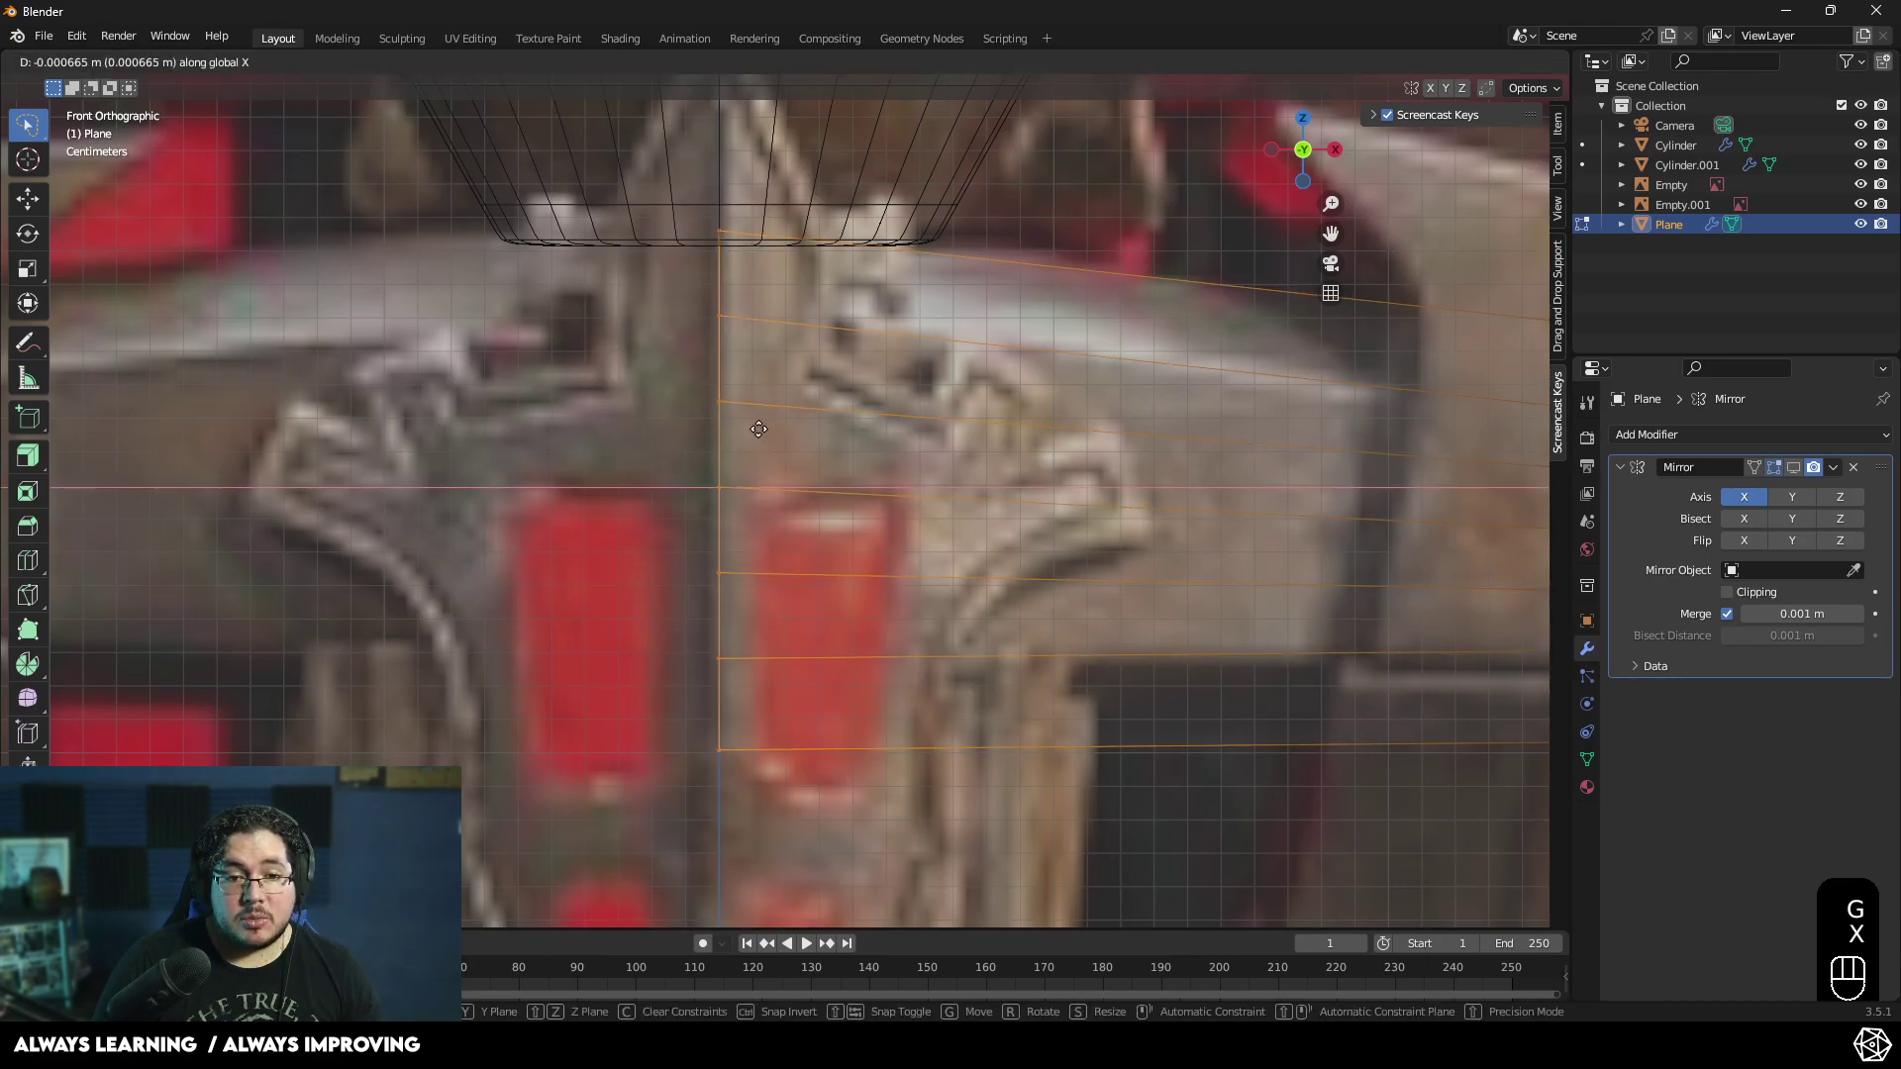
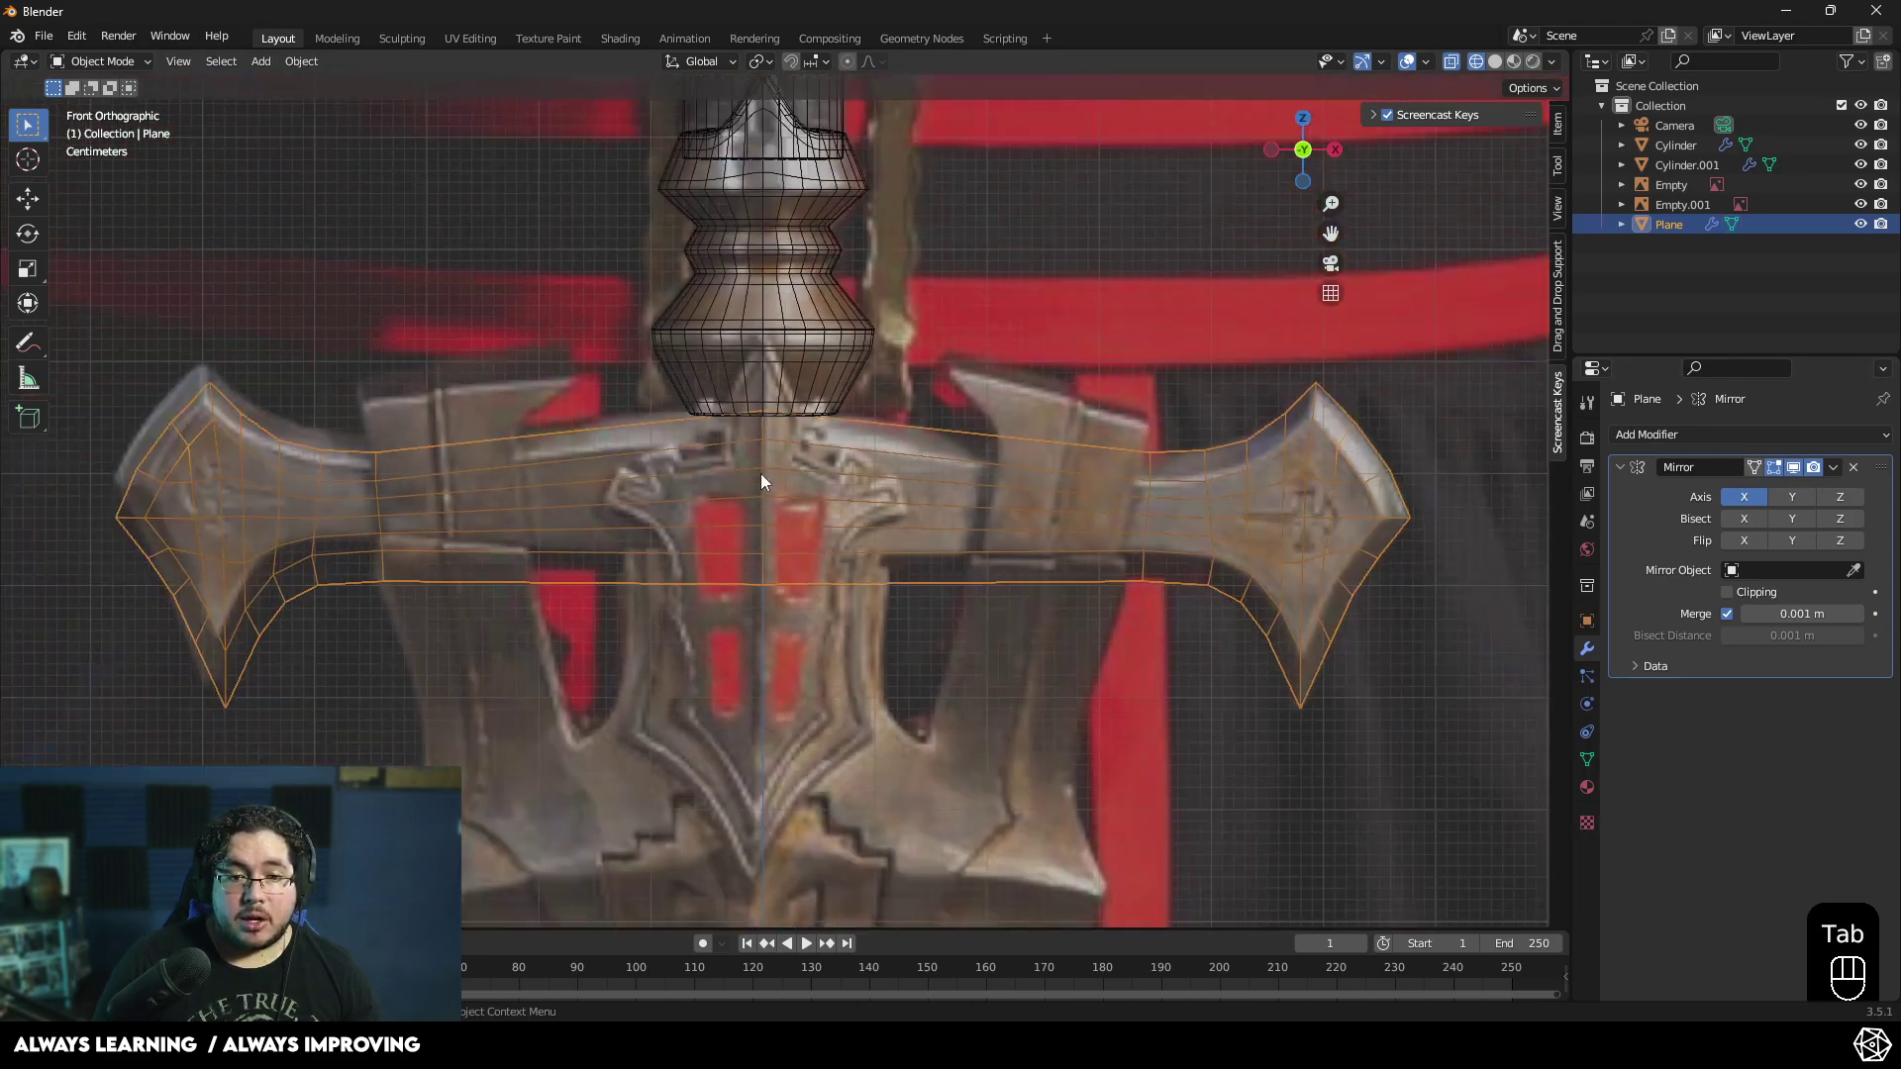
- Enable the Y axis on the Mirror modifier so the crossguard mirrors on both X and Y
drag(846, 502, 886, 510)
key(z)
drag(931, 538, 921, 548)
drag(761, 529, 920, 552)
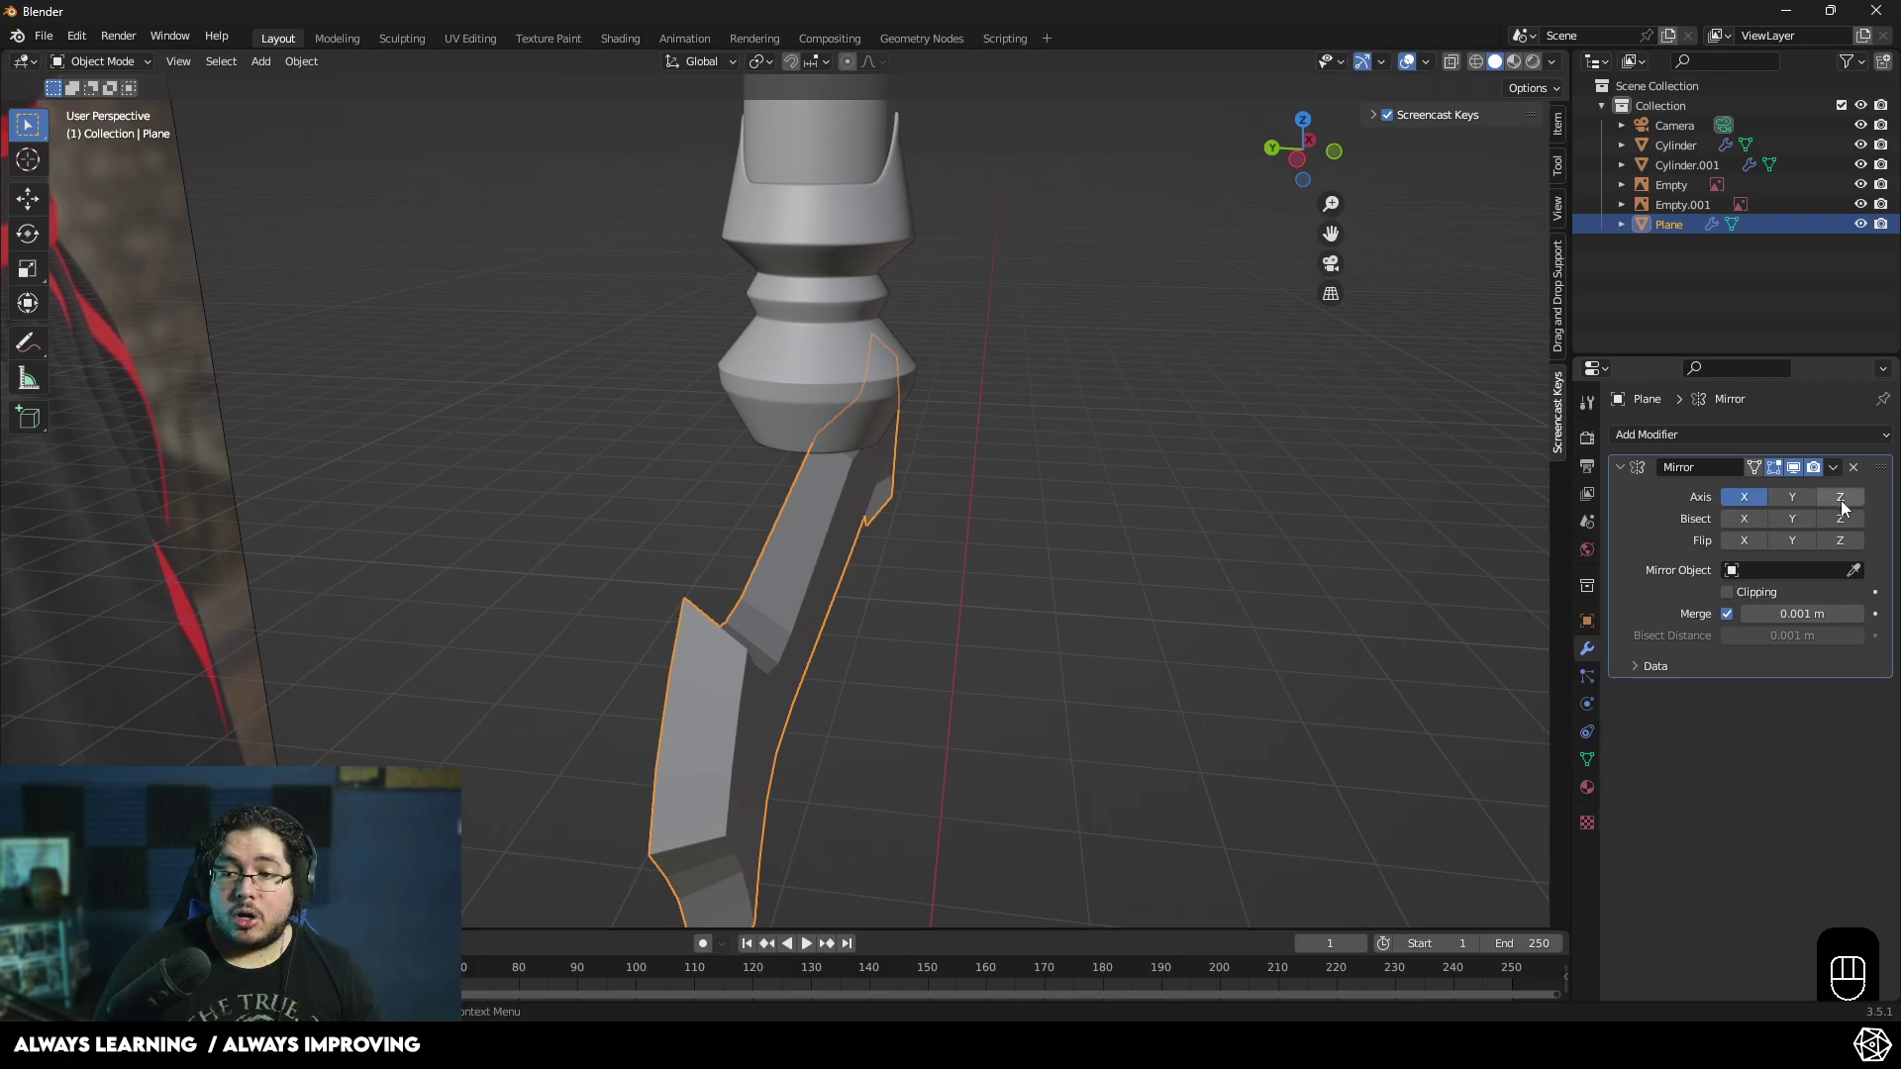
click(1808, 501)
middle_click(1097, 558)
click(1113, 556)
- Orbit to inspect the crossguard's thickness and return to mesh editing
drag(1095, 511, 1046, 309)
drag(833, 458, 478, 655)
drag(584, 637, 596, 670)
drag(748, 625, 784, 615)
drag(755, 604, 719, 597)
click(744, 524)
key(Tab)
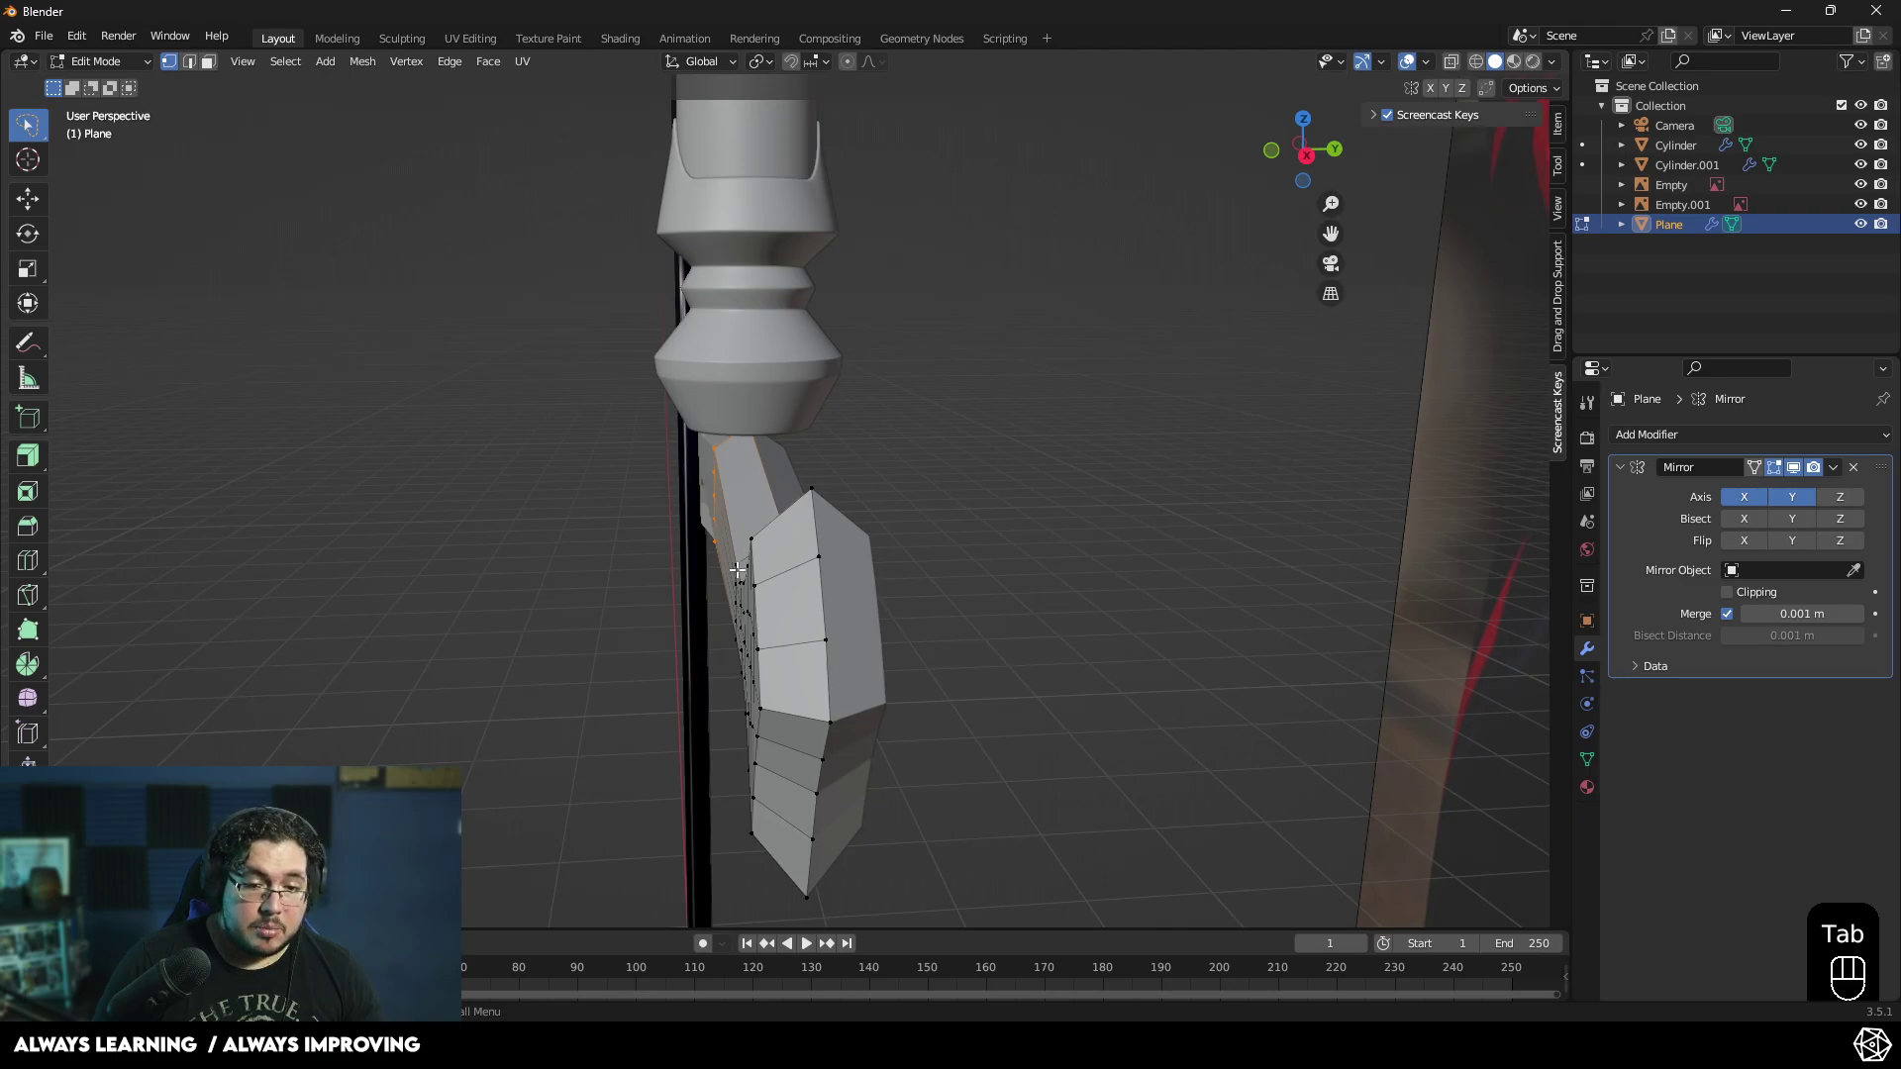
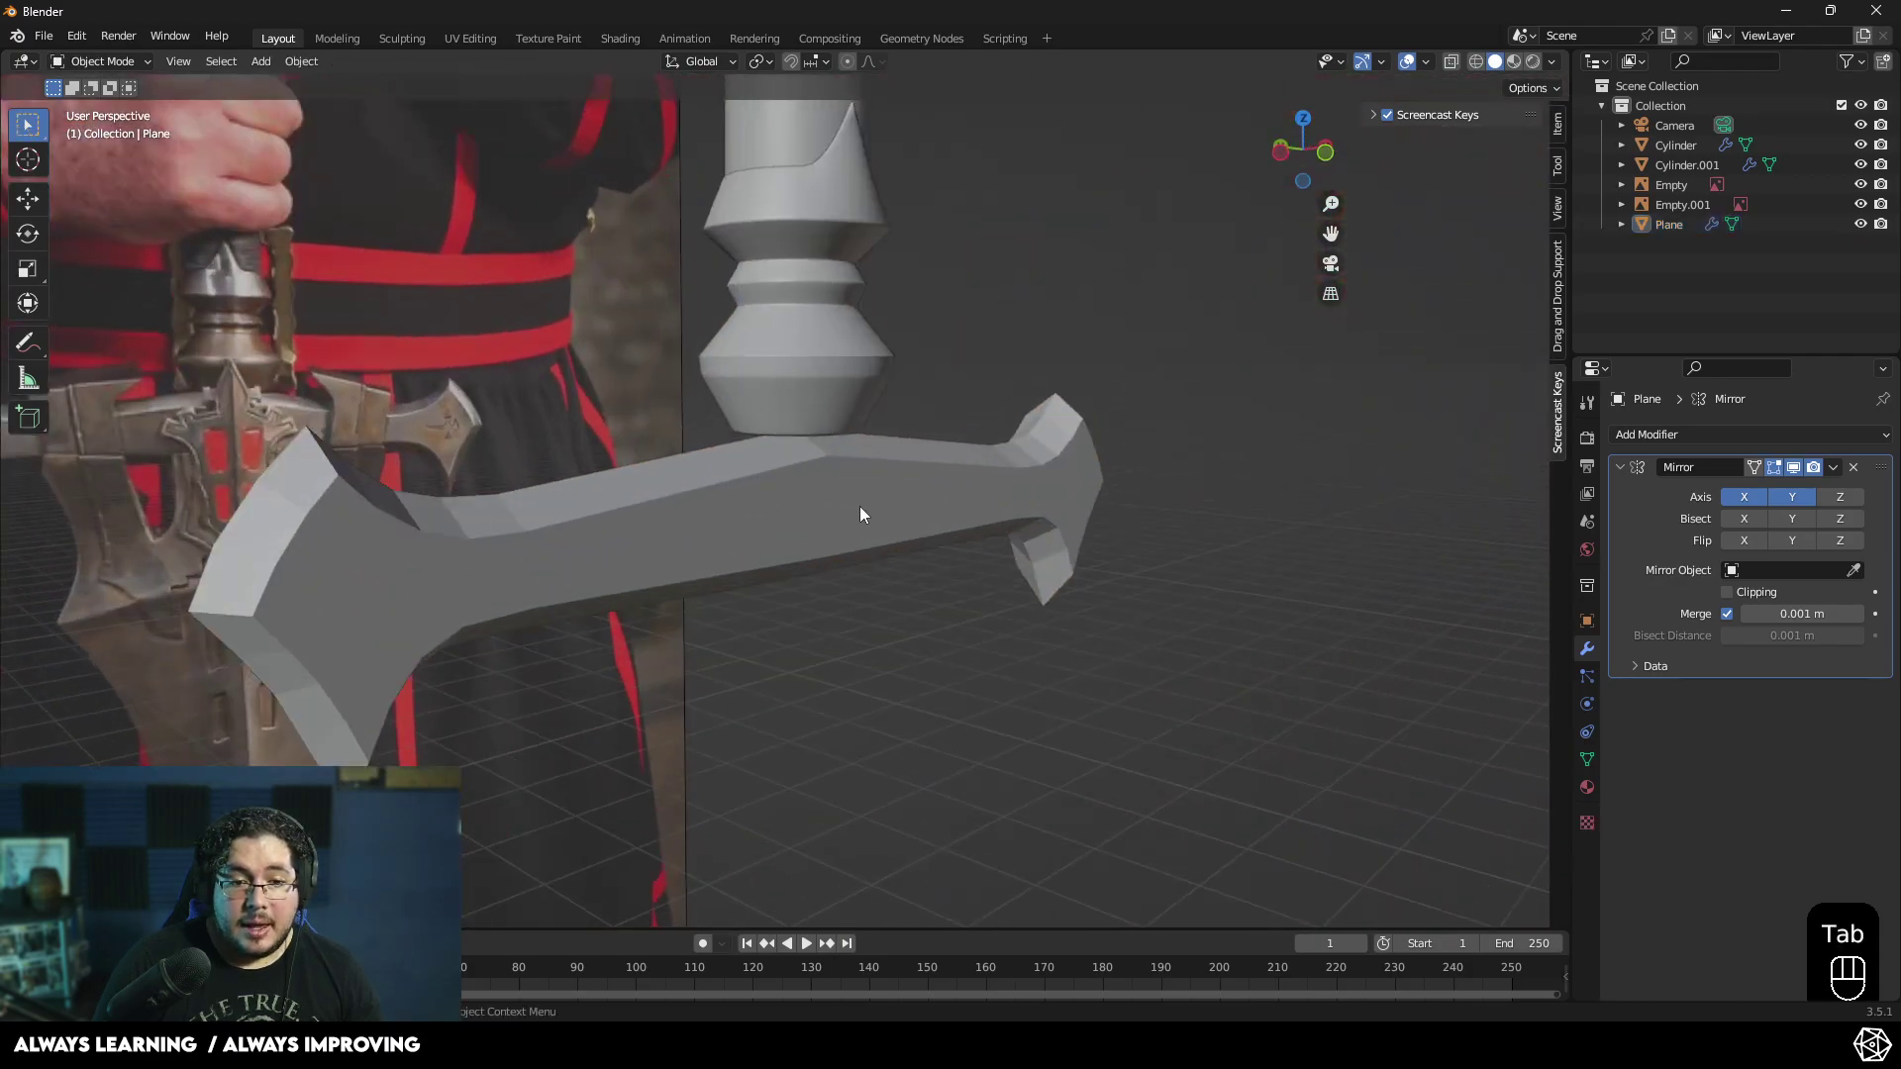
- Apply the Mirror modifier so the crossguard becomes one complete mesh
drag(961, 552, 1055, 517)
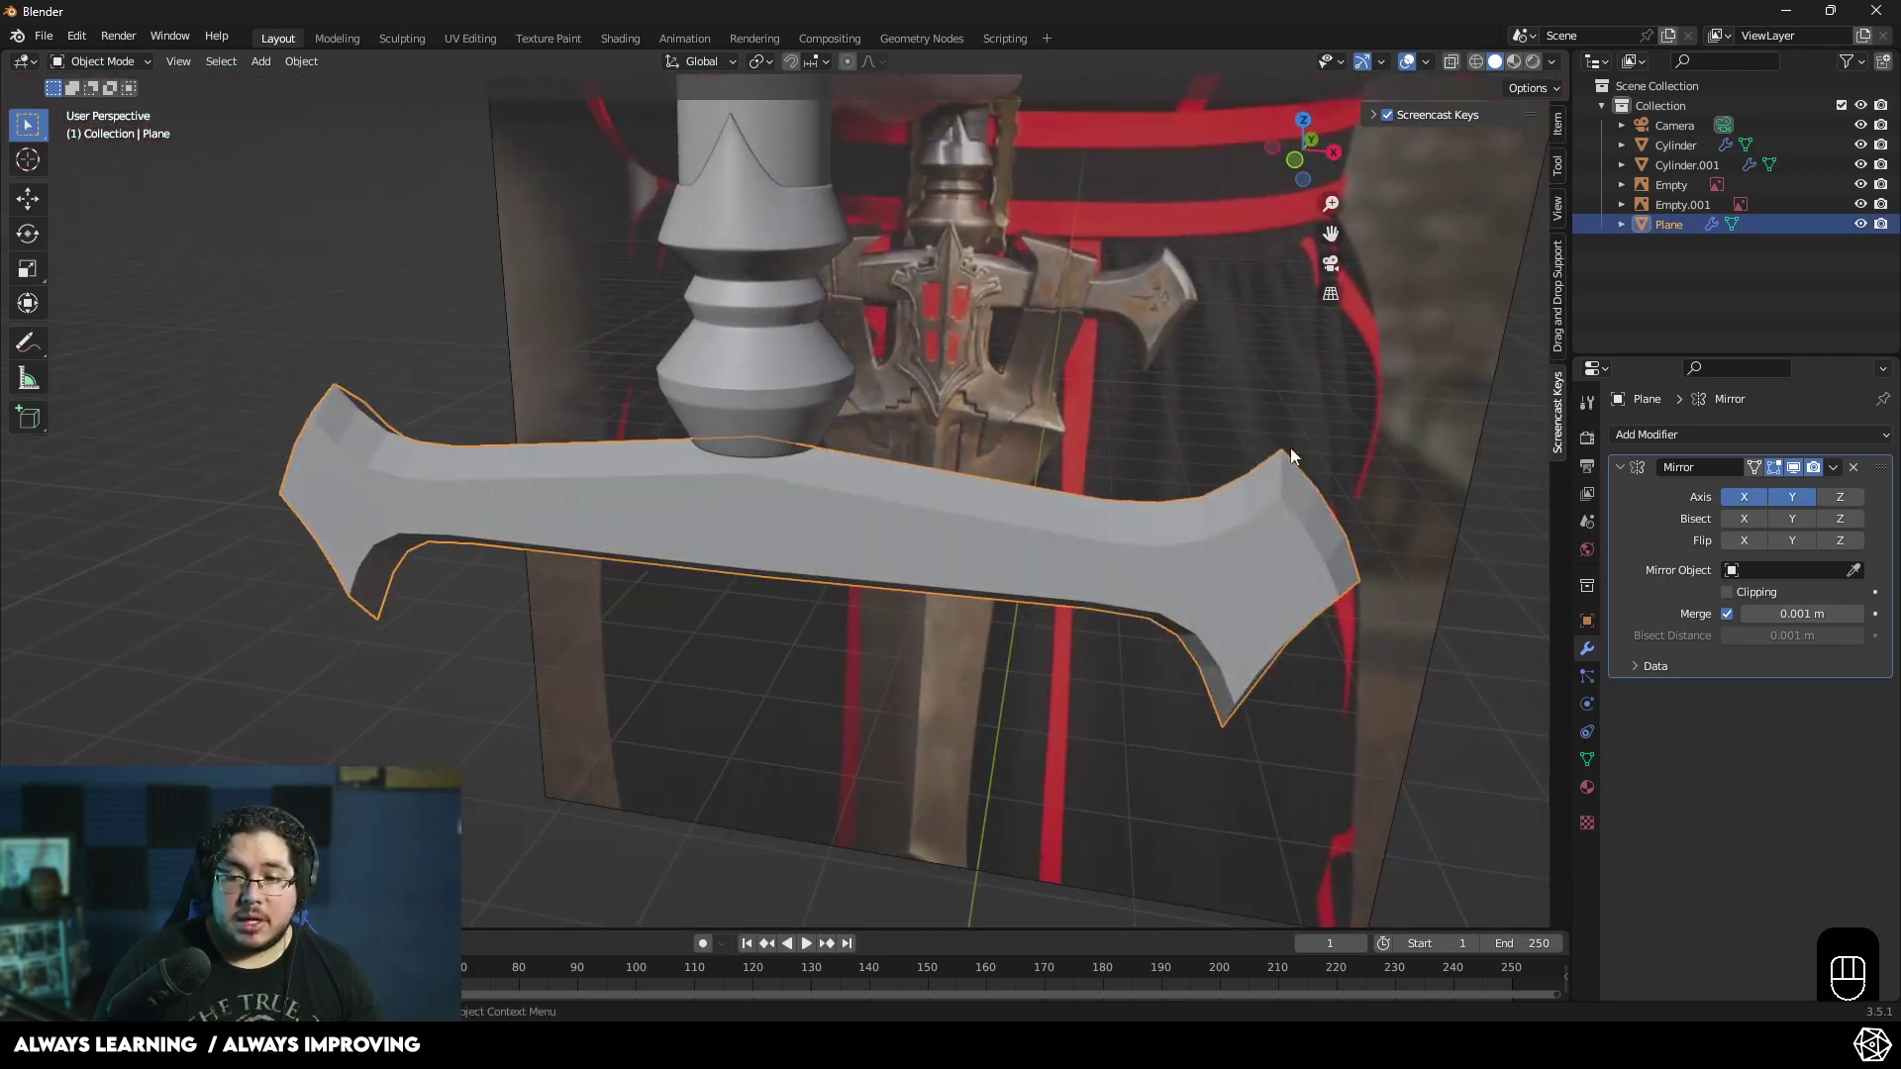
drag(553, 574, 882, 490)
drag(1839, 472, 1752, 503)
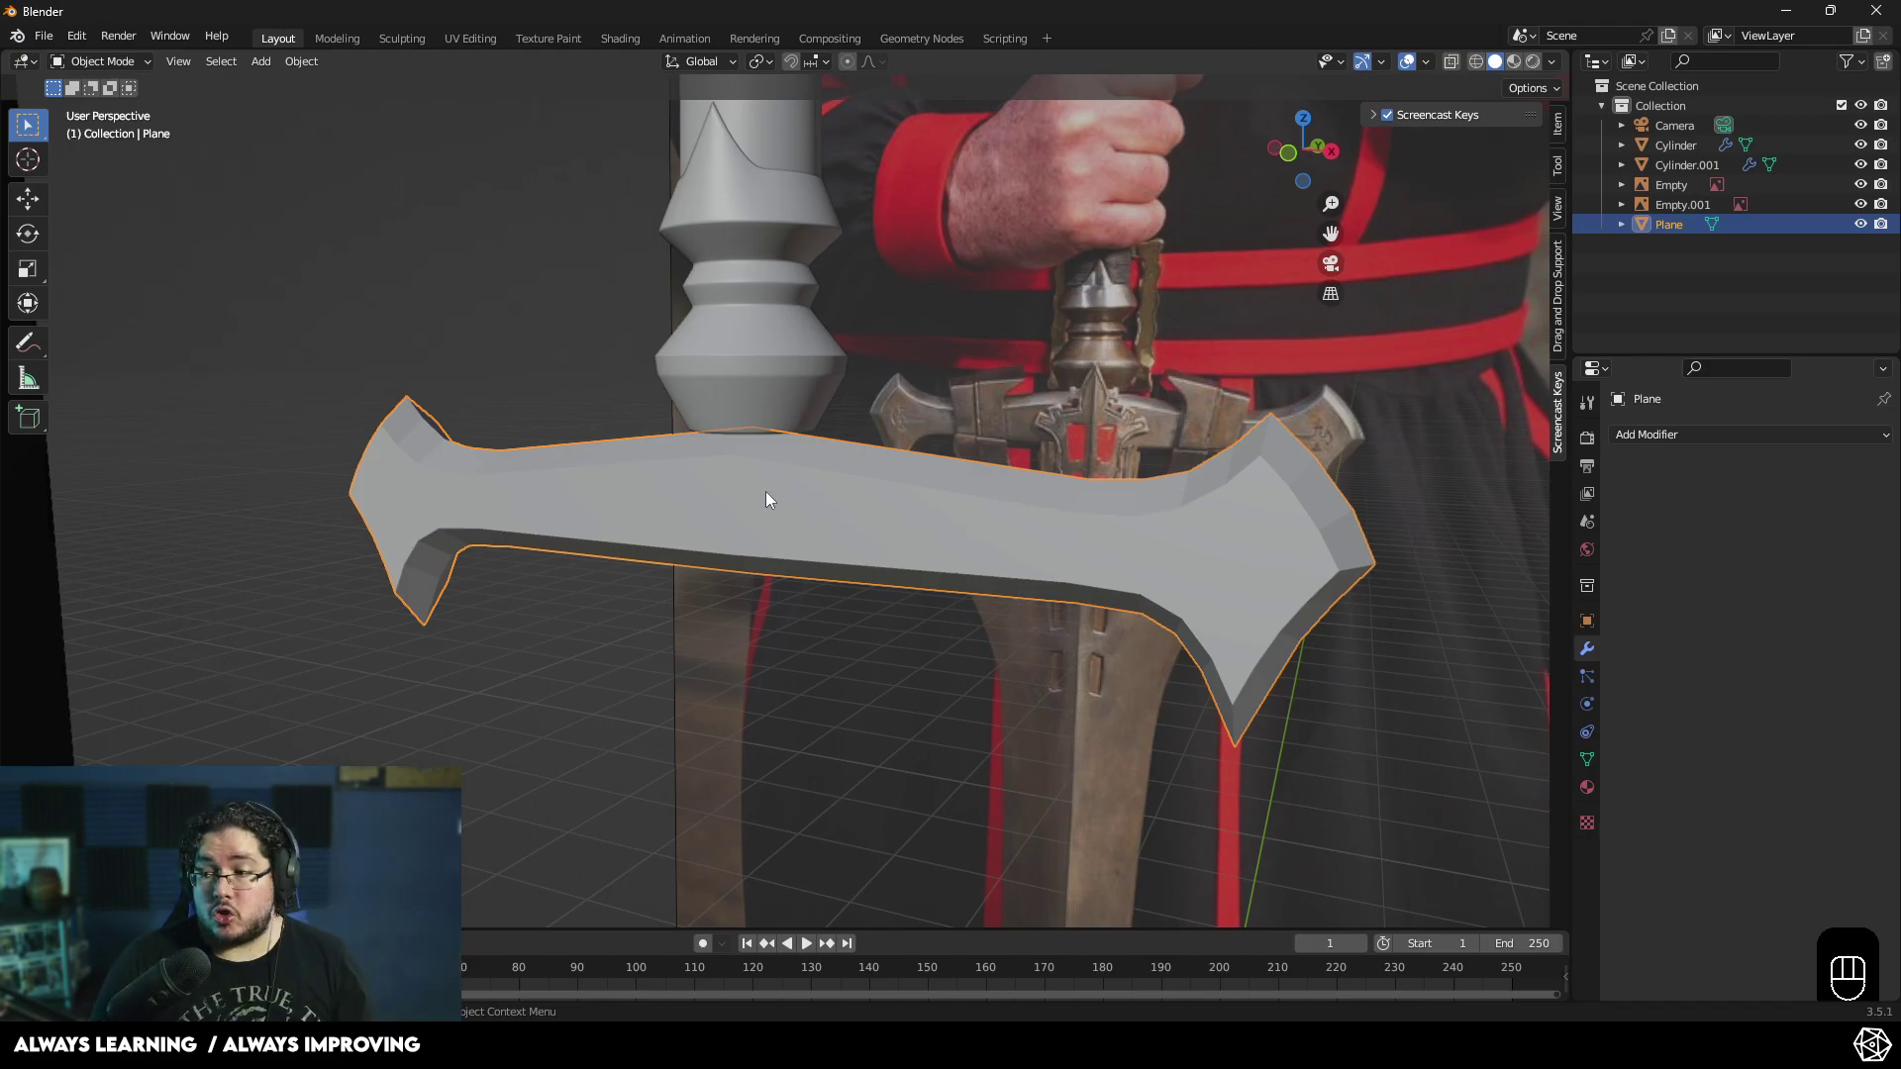
drag(738, 532, 799, 547)
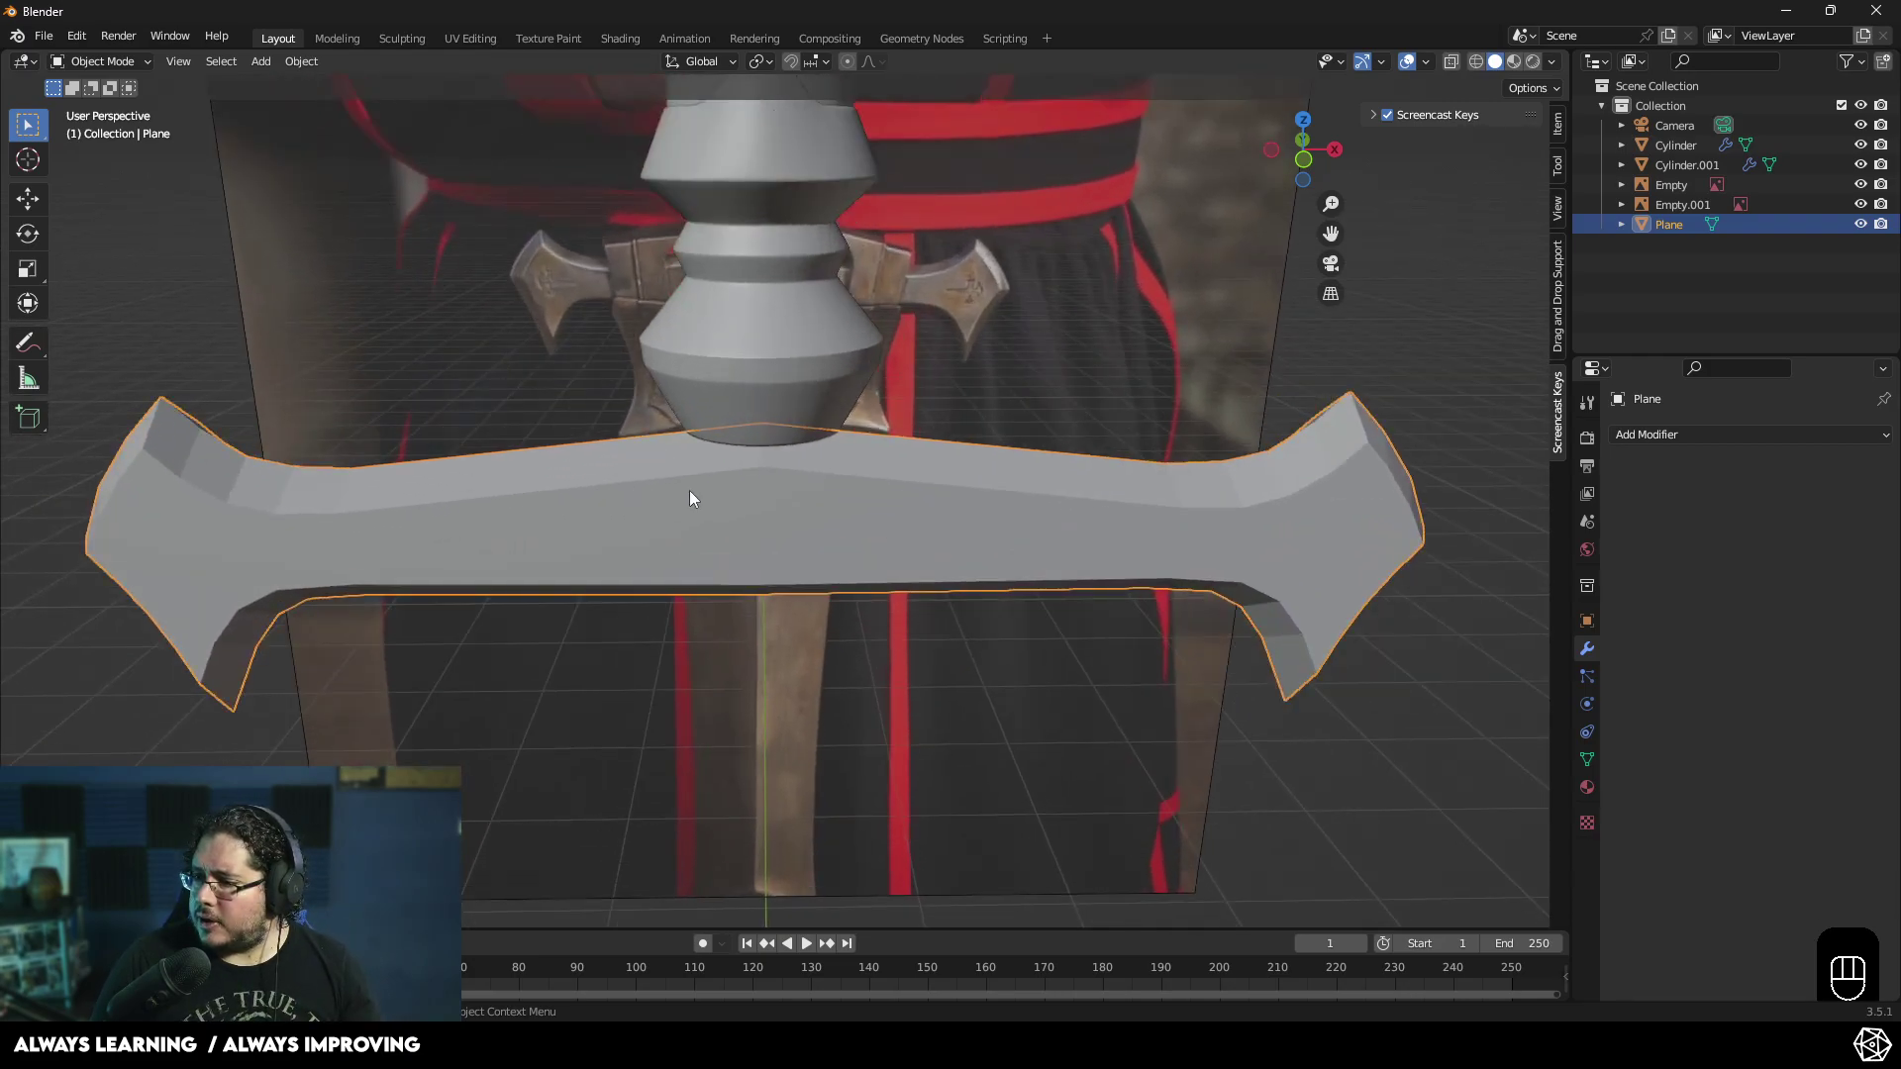
drag(742, 499, 777, 521)
middle_click(844, 514)
- Orbit around the applied crossguard to check it from the front, at an angle and along the arm
drag(891, 502, 744, 504)
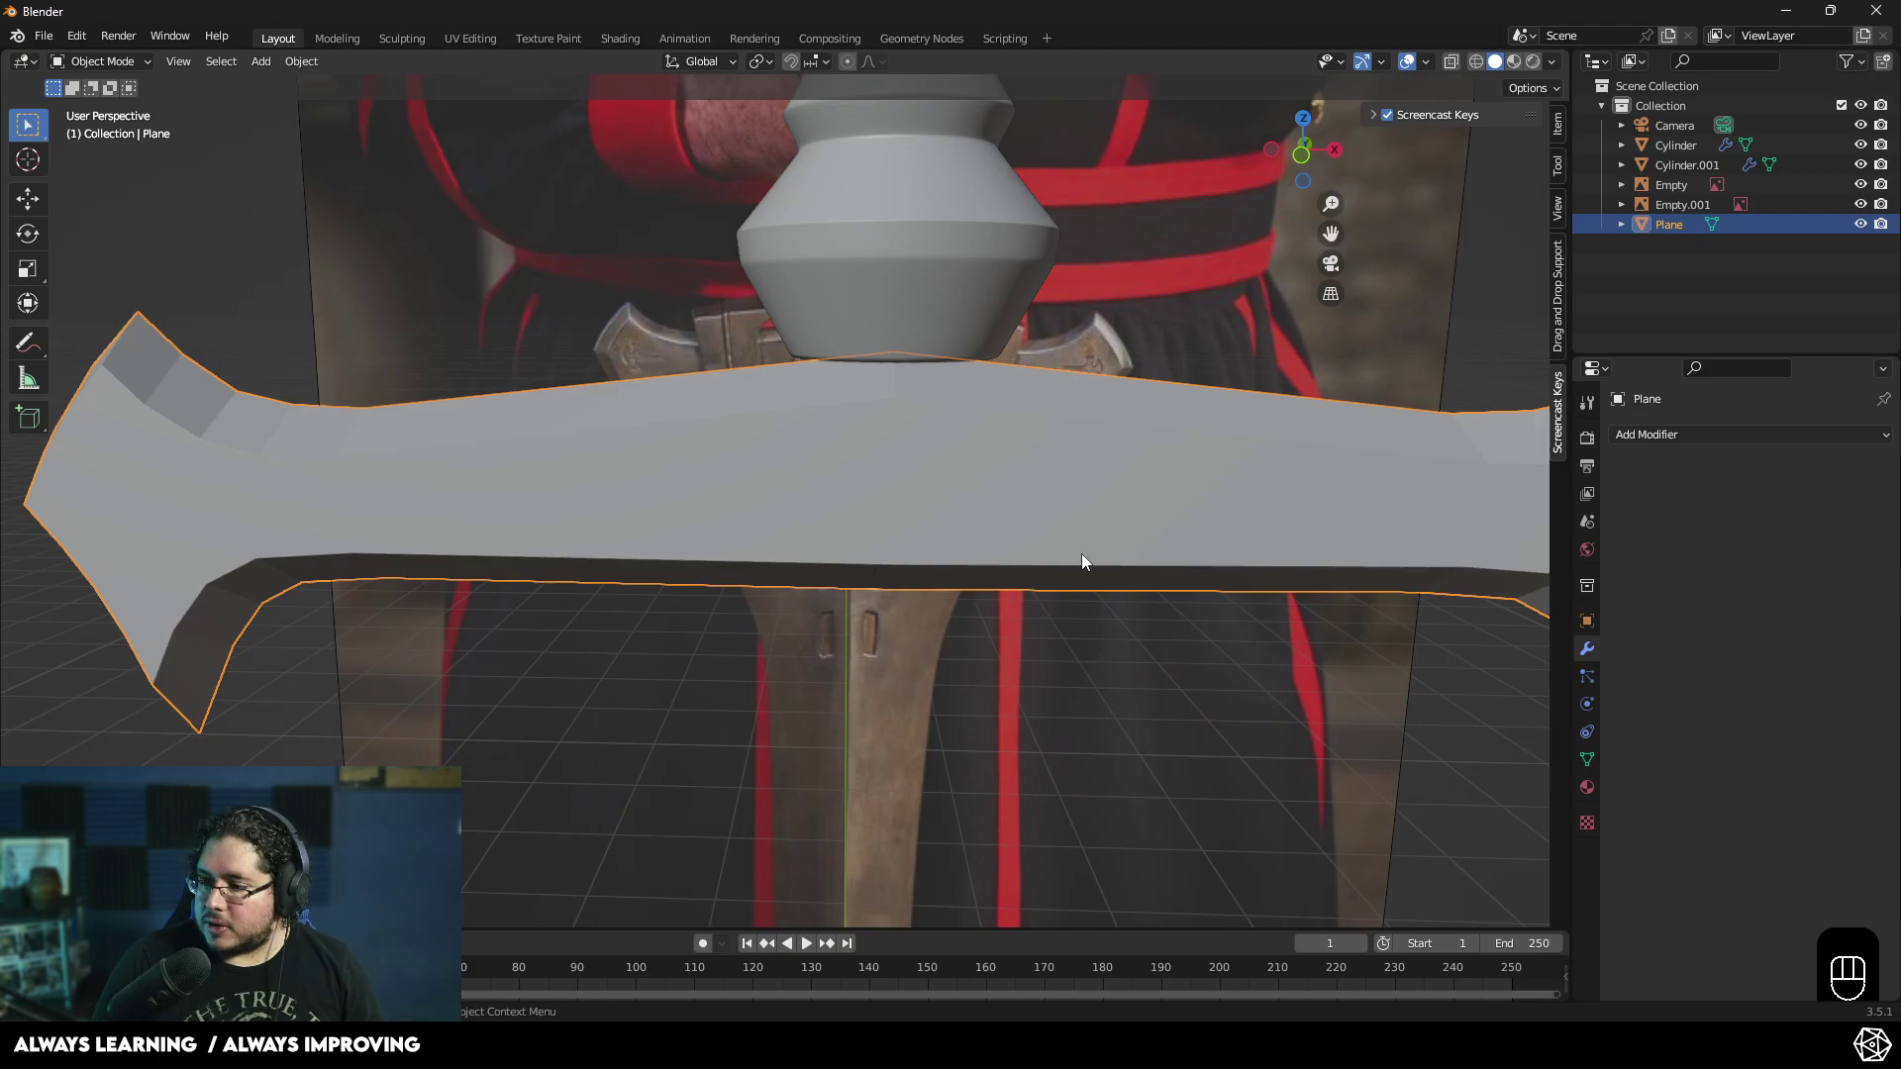
drag(986, 507, 1076, 516)
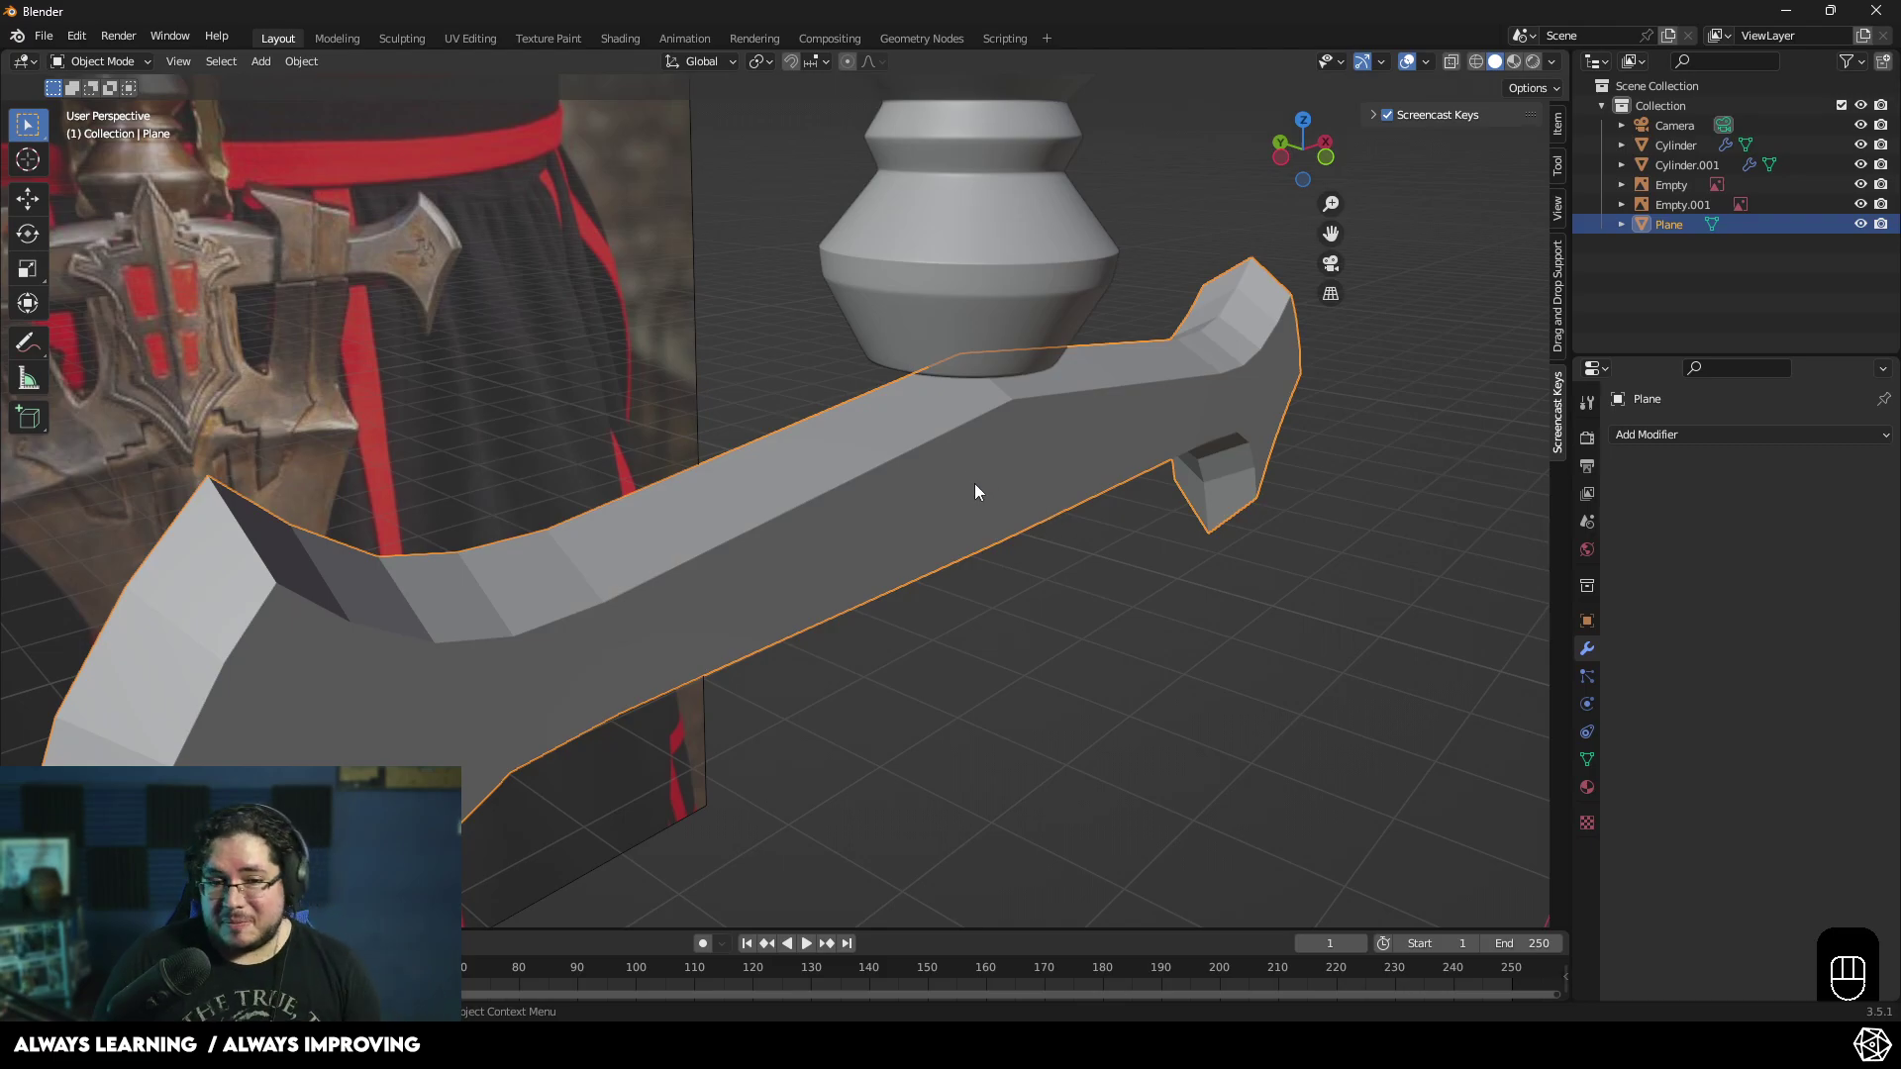
drag(905, 560, 809, 574)
drag(841, 554, 885, 551)
drag(772, 562, 721, 560)
drag(852, 527, 952, 505)
middle_click(930, 525)
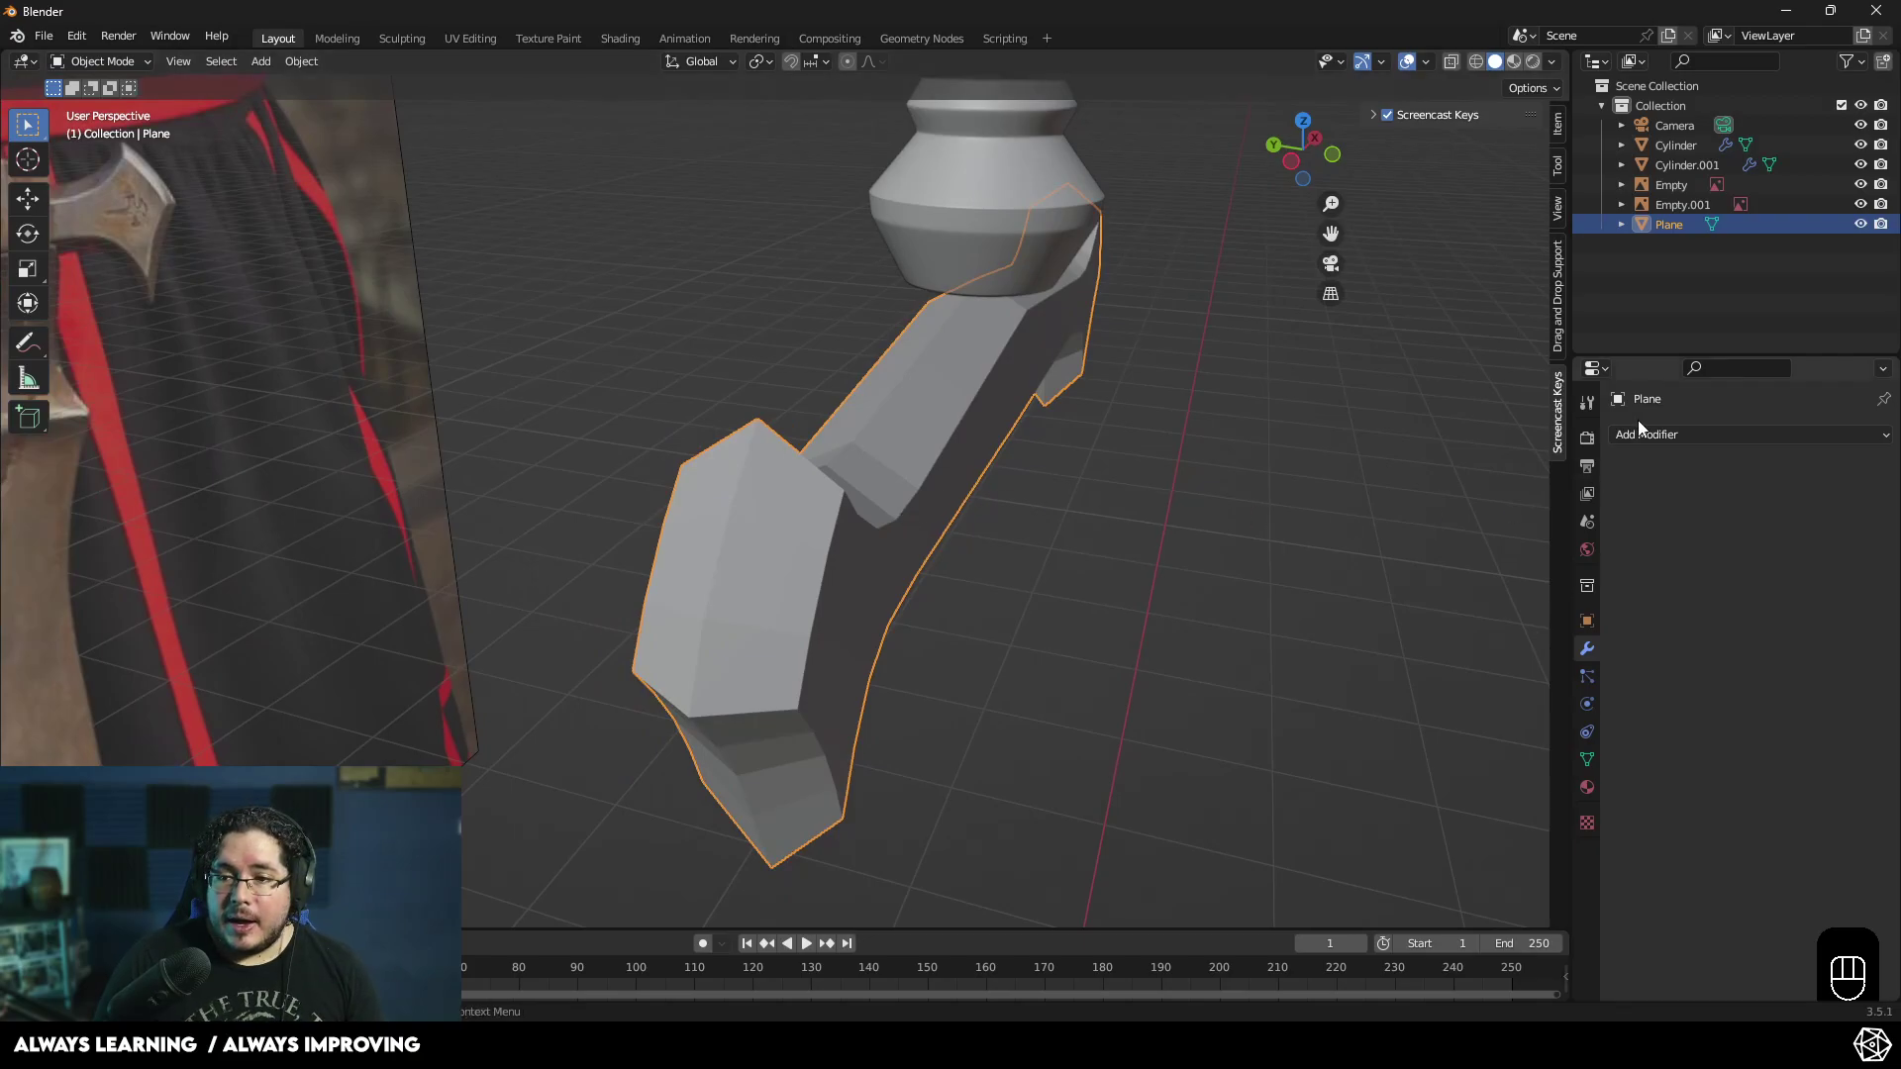
- Add a Subdivision Surface modifier at viewport level 1, render level 2, toggling wireframe to inspect
drag(1664, 437, 1540, 792)
drag(813, 580, 847, 580)
key(z)
drag(903, 658, 996, 672)
drag(1081, 683, 1107, 662)
drag(1024, 628, 978, 625)
key(z)
click(1112, 616)
key(z)
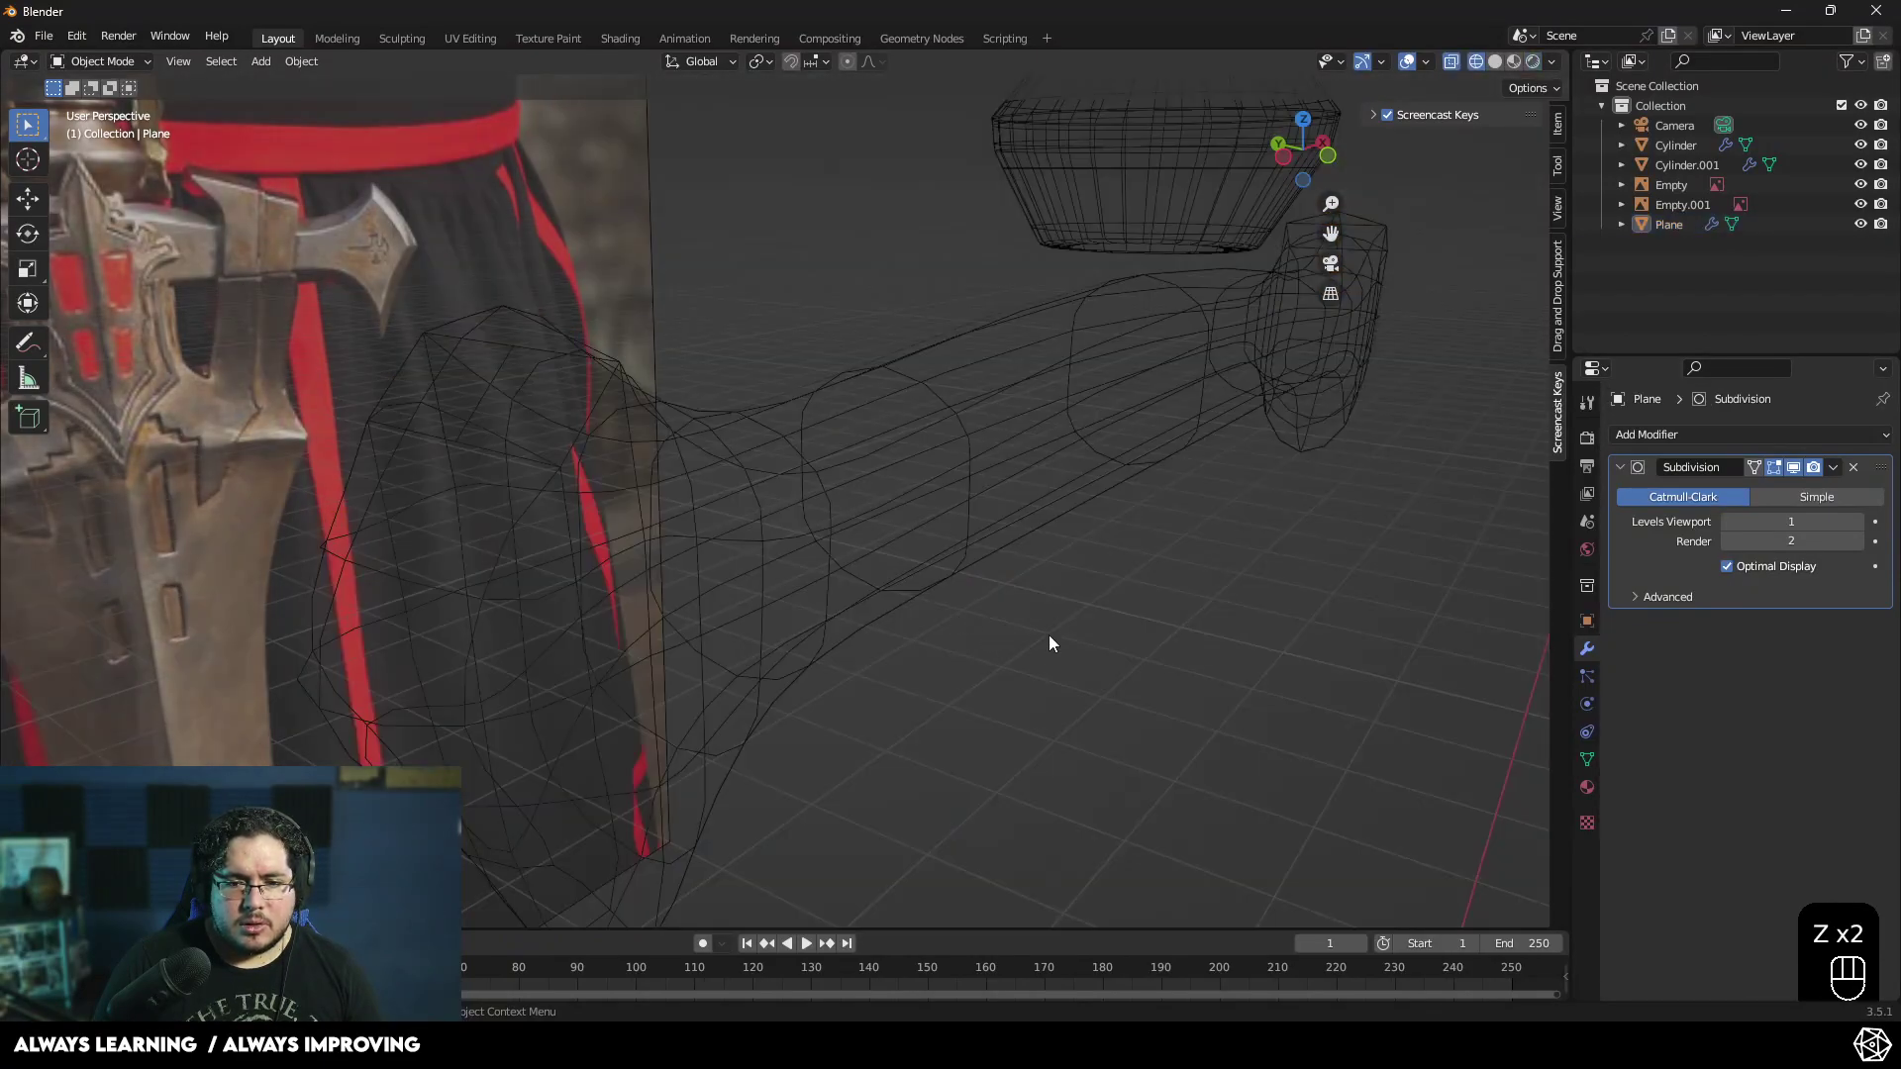
drag(942, 616, 673, 557)
drag(894, 640, 1033, 670)
drag(670, 598, 637, 571)
drag(639, 440, 1032, 430)
click(1801, 467)
- Orbit and zoom around the smoothed crossguard, switching wireframe on and off to check its shape
drag(1054, 524, 901, 513)
middle_click(978, 519)
key(z)
drag(1055, 569, 1111, 576)
key(z)
drag(1020, 583, 839, 530)
drag(813, 602, 868, 710)
drag(974, 615, 1010, 534)
middle_click(967, 541)
key(z)
middle_click(1020, 479)
drag(1024, 370, 1013, 361)
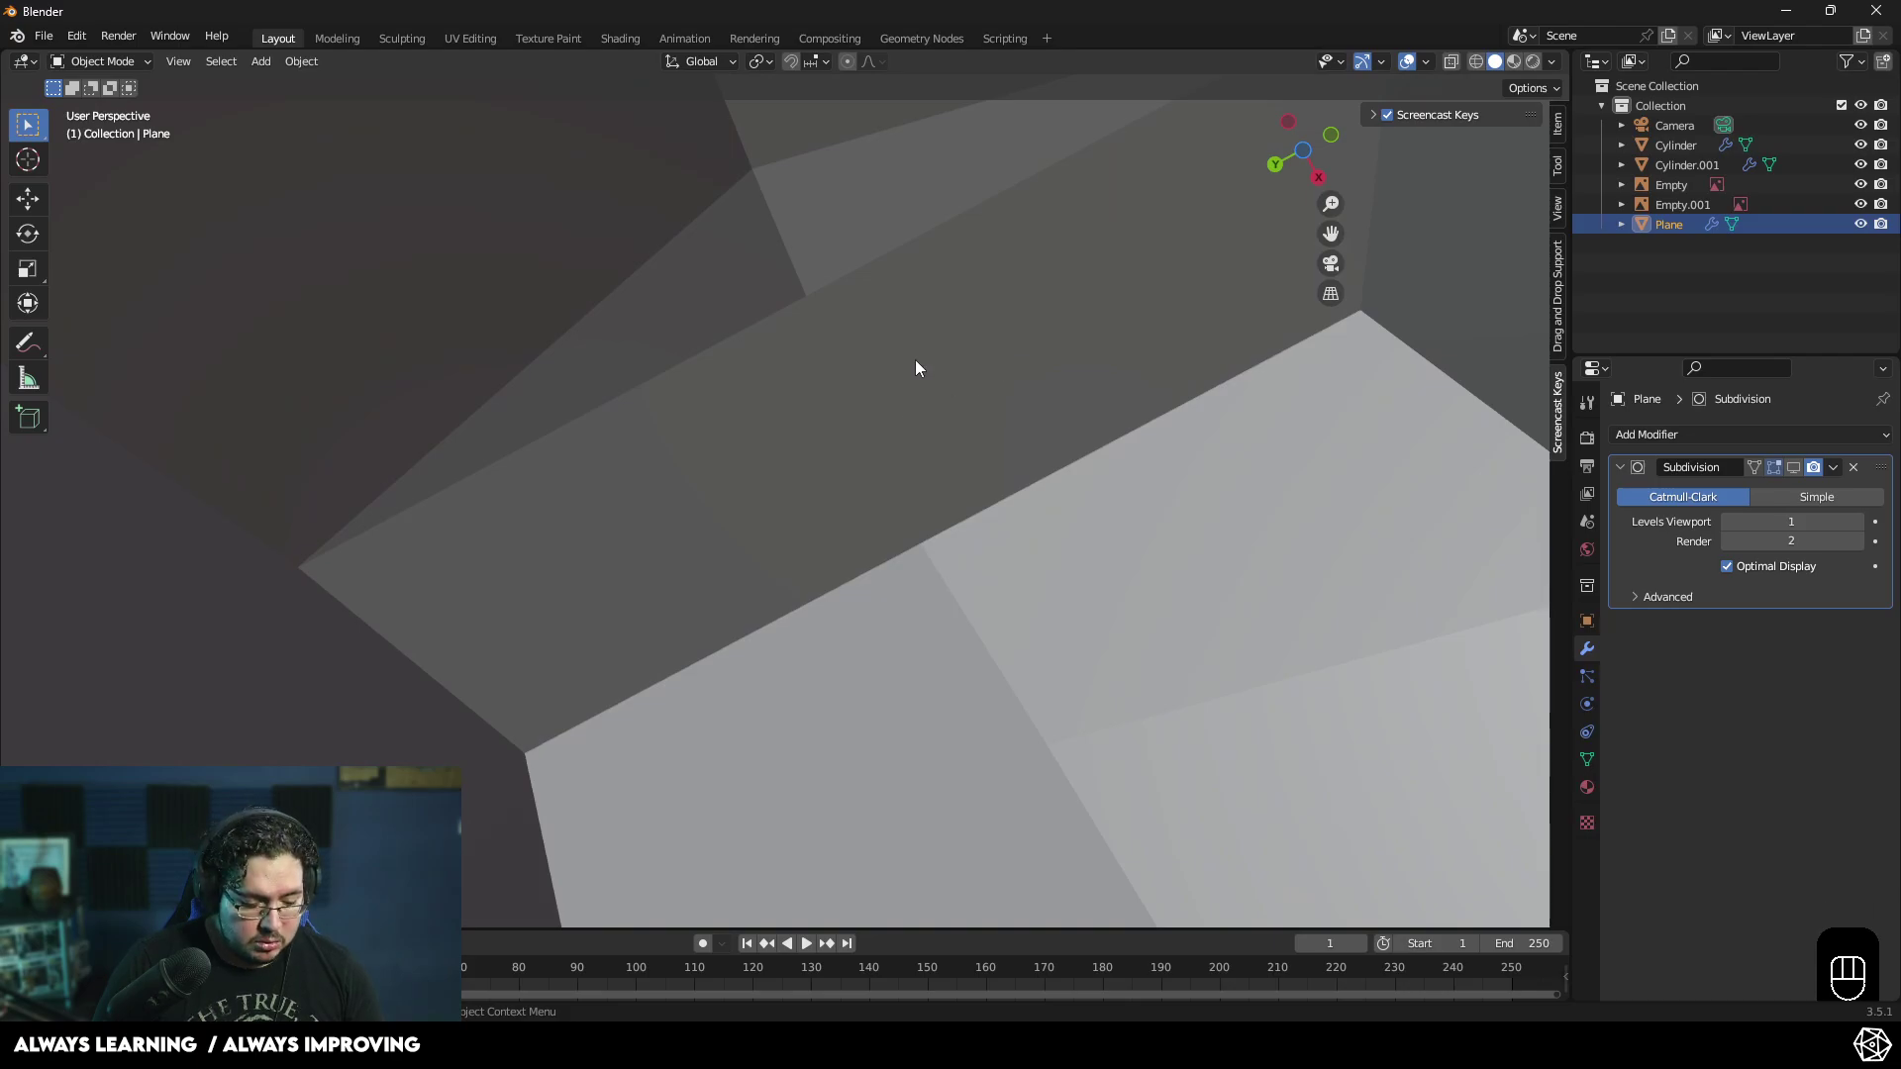
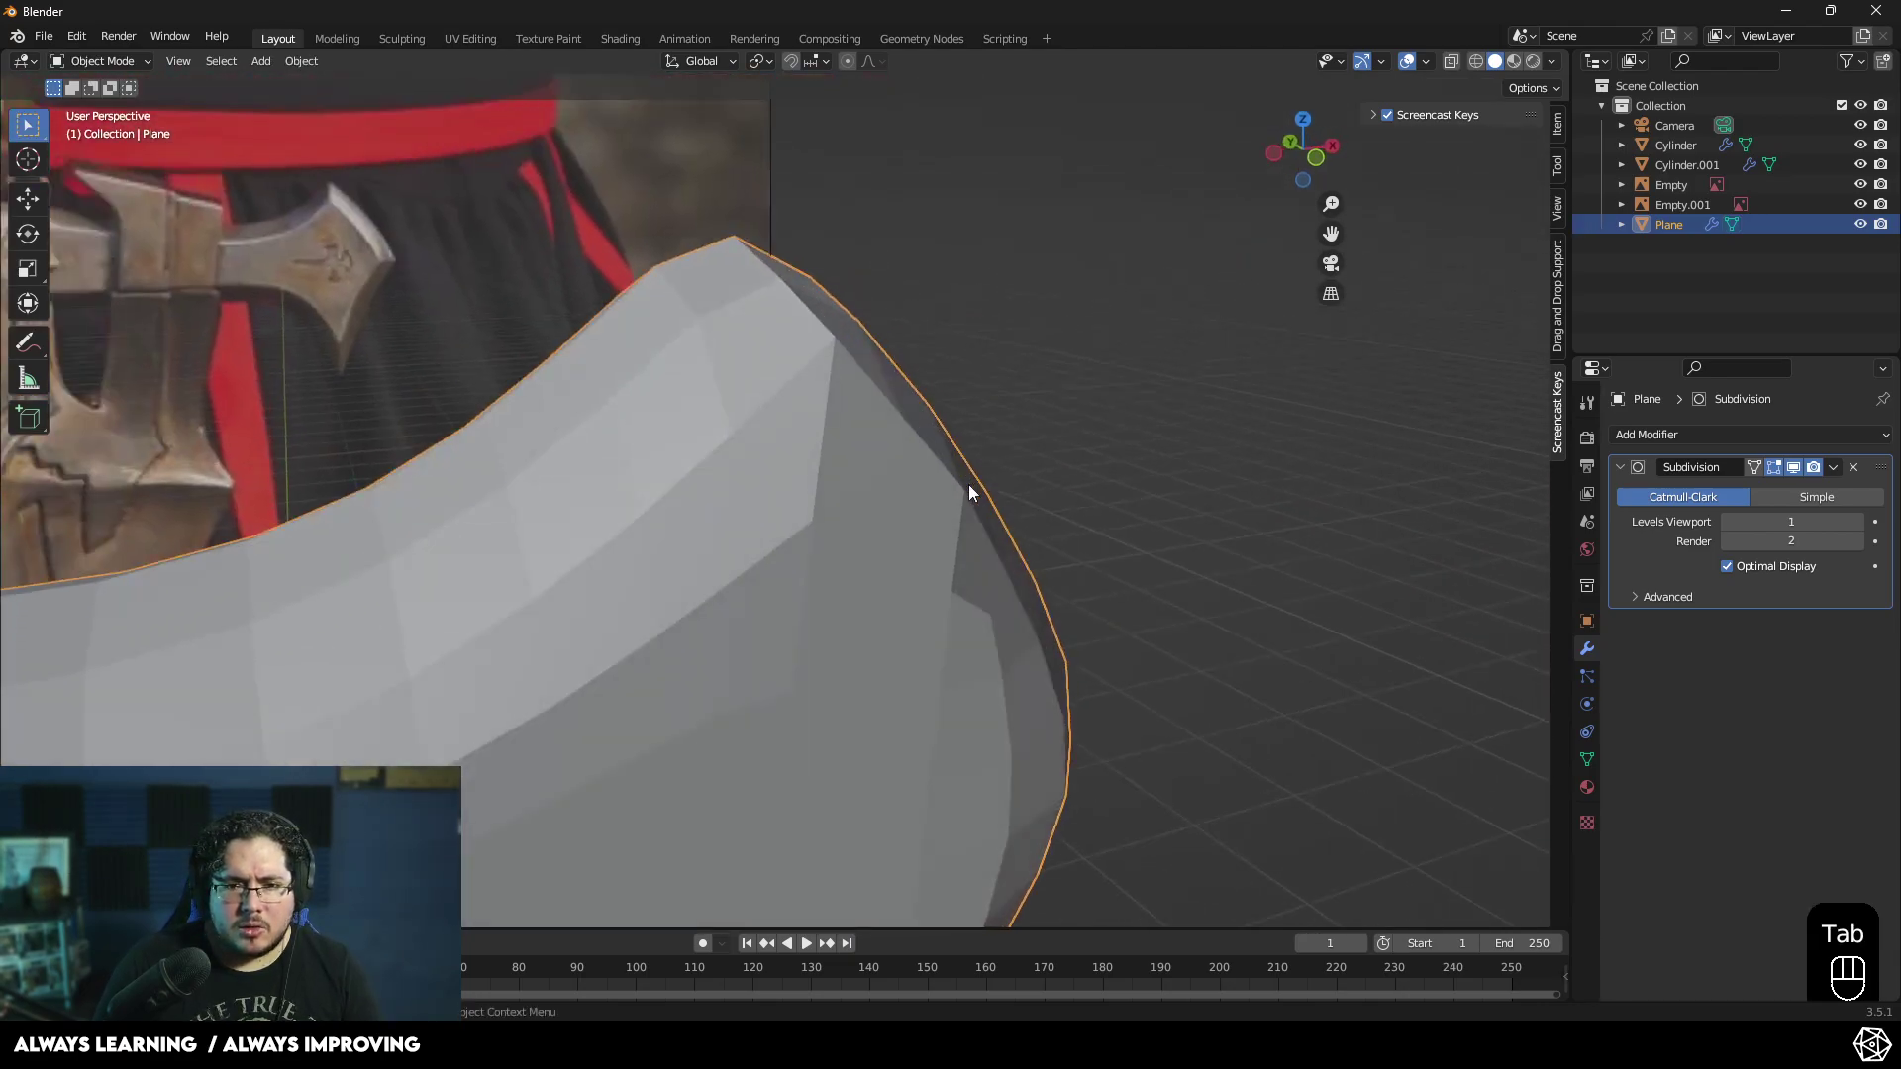
- Add a supporting edge loop where the arm meets the wing to keep that corner crisp
click(1816, 468)
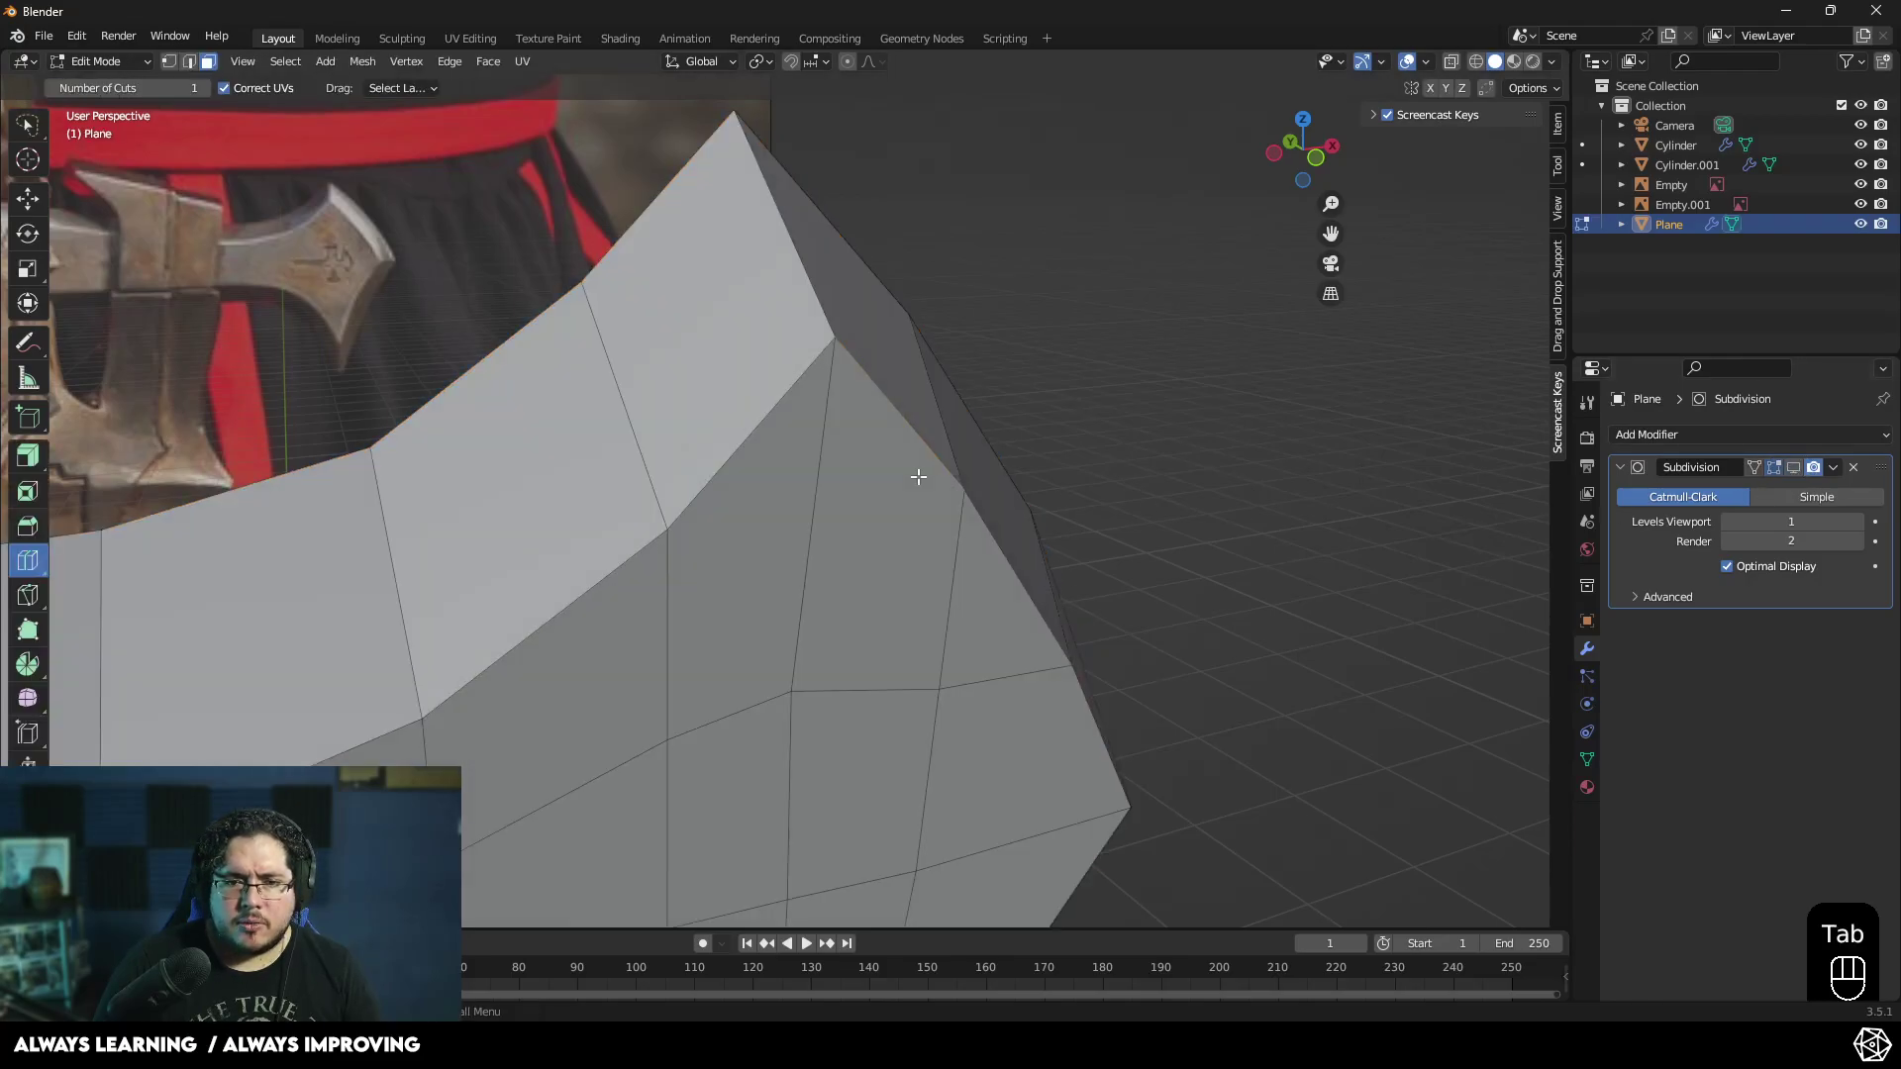
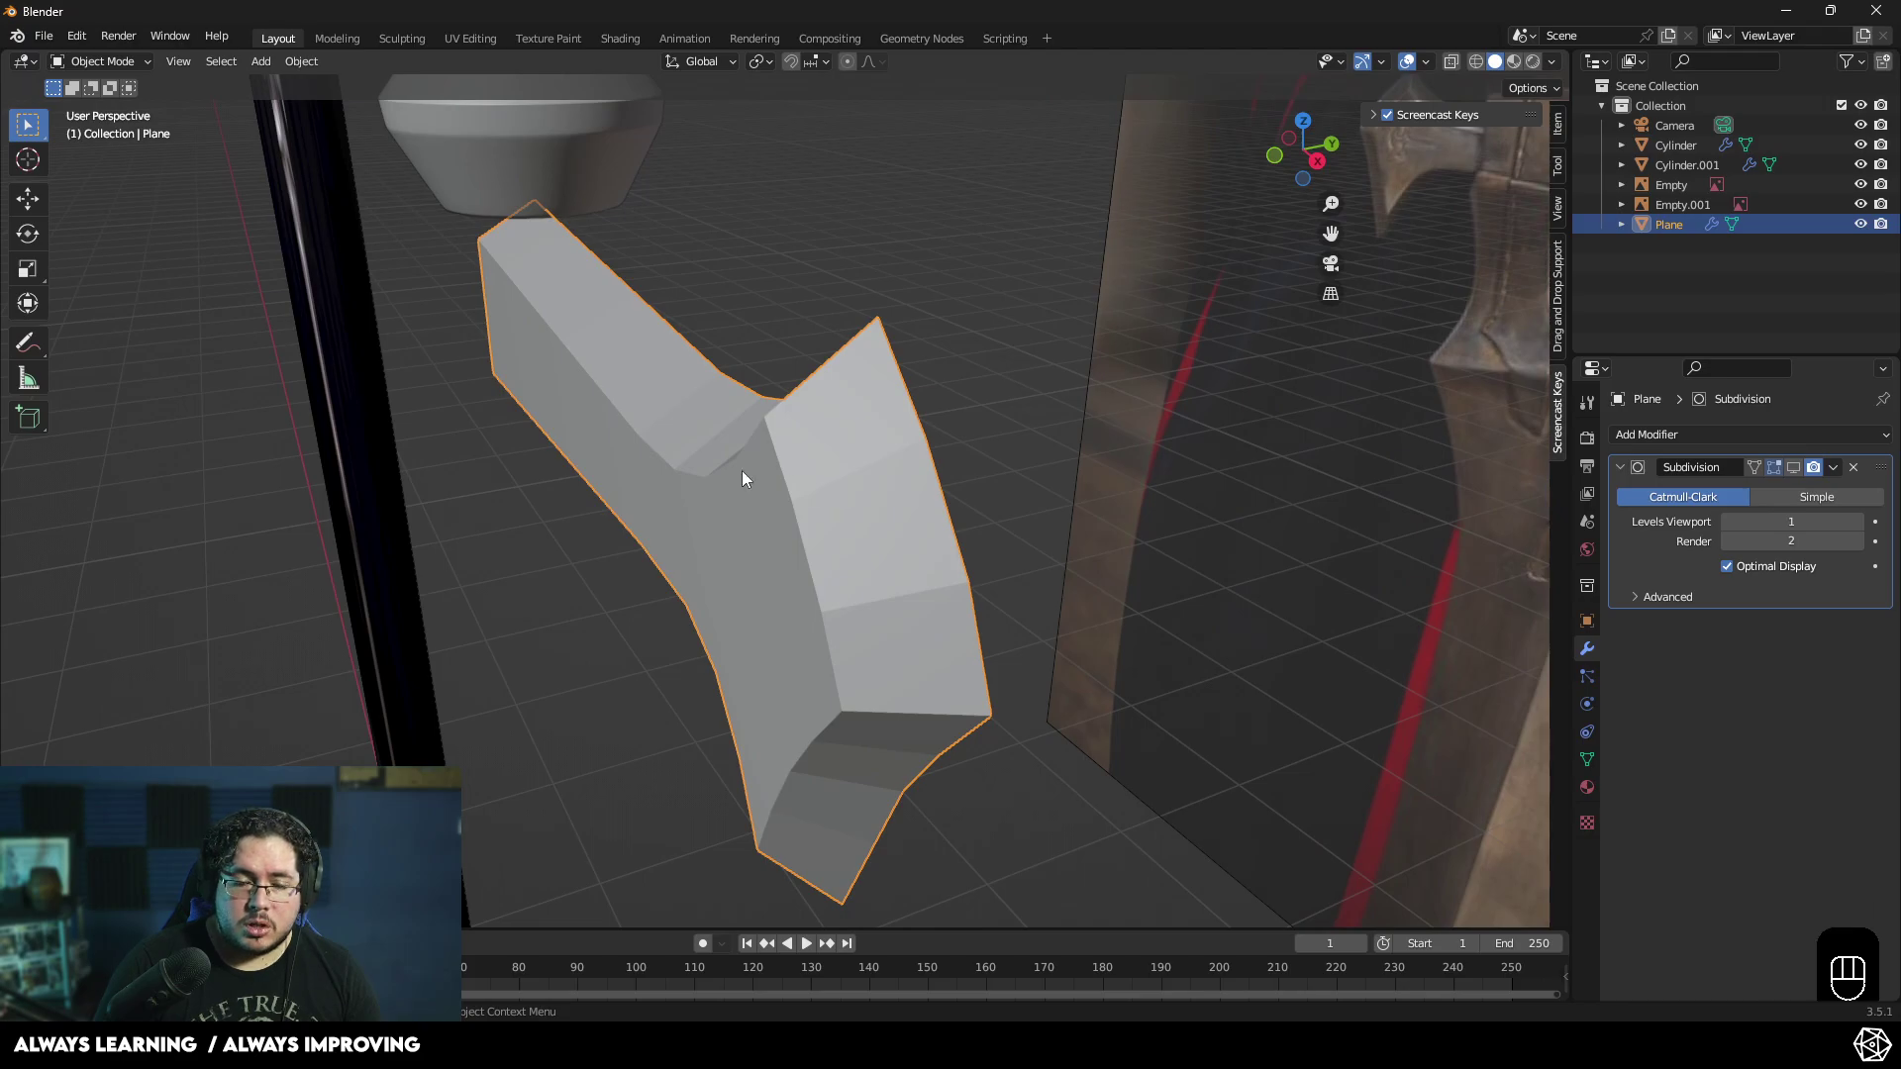
middle_click(858, 520)
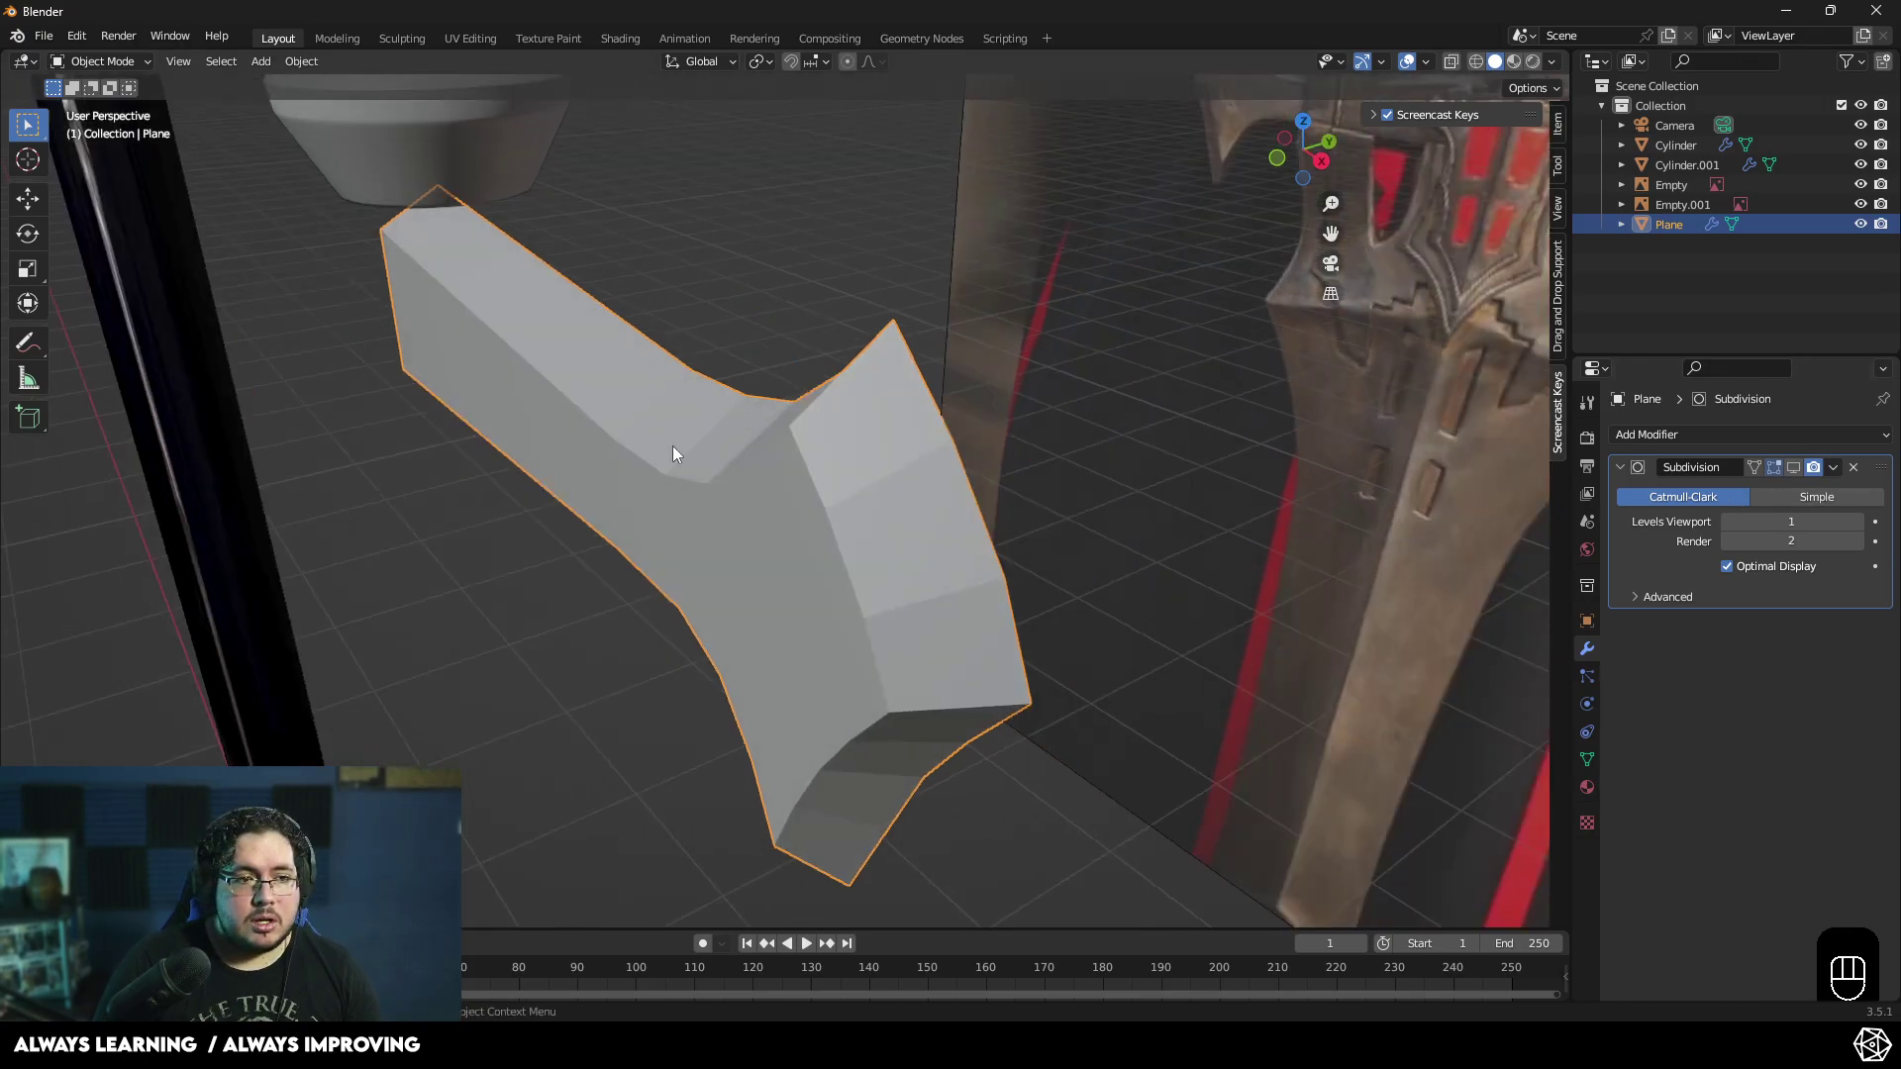
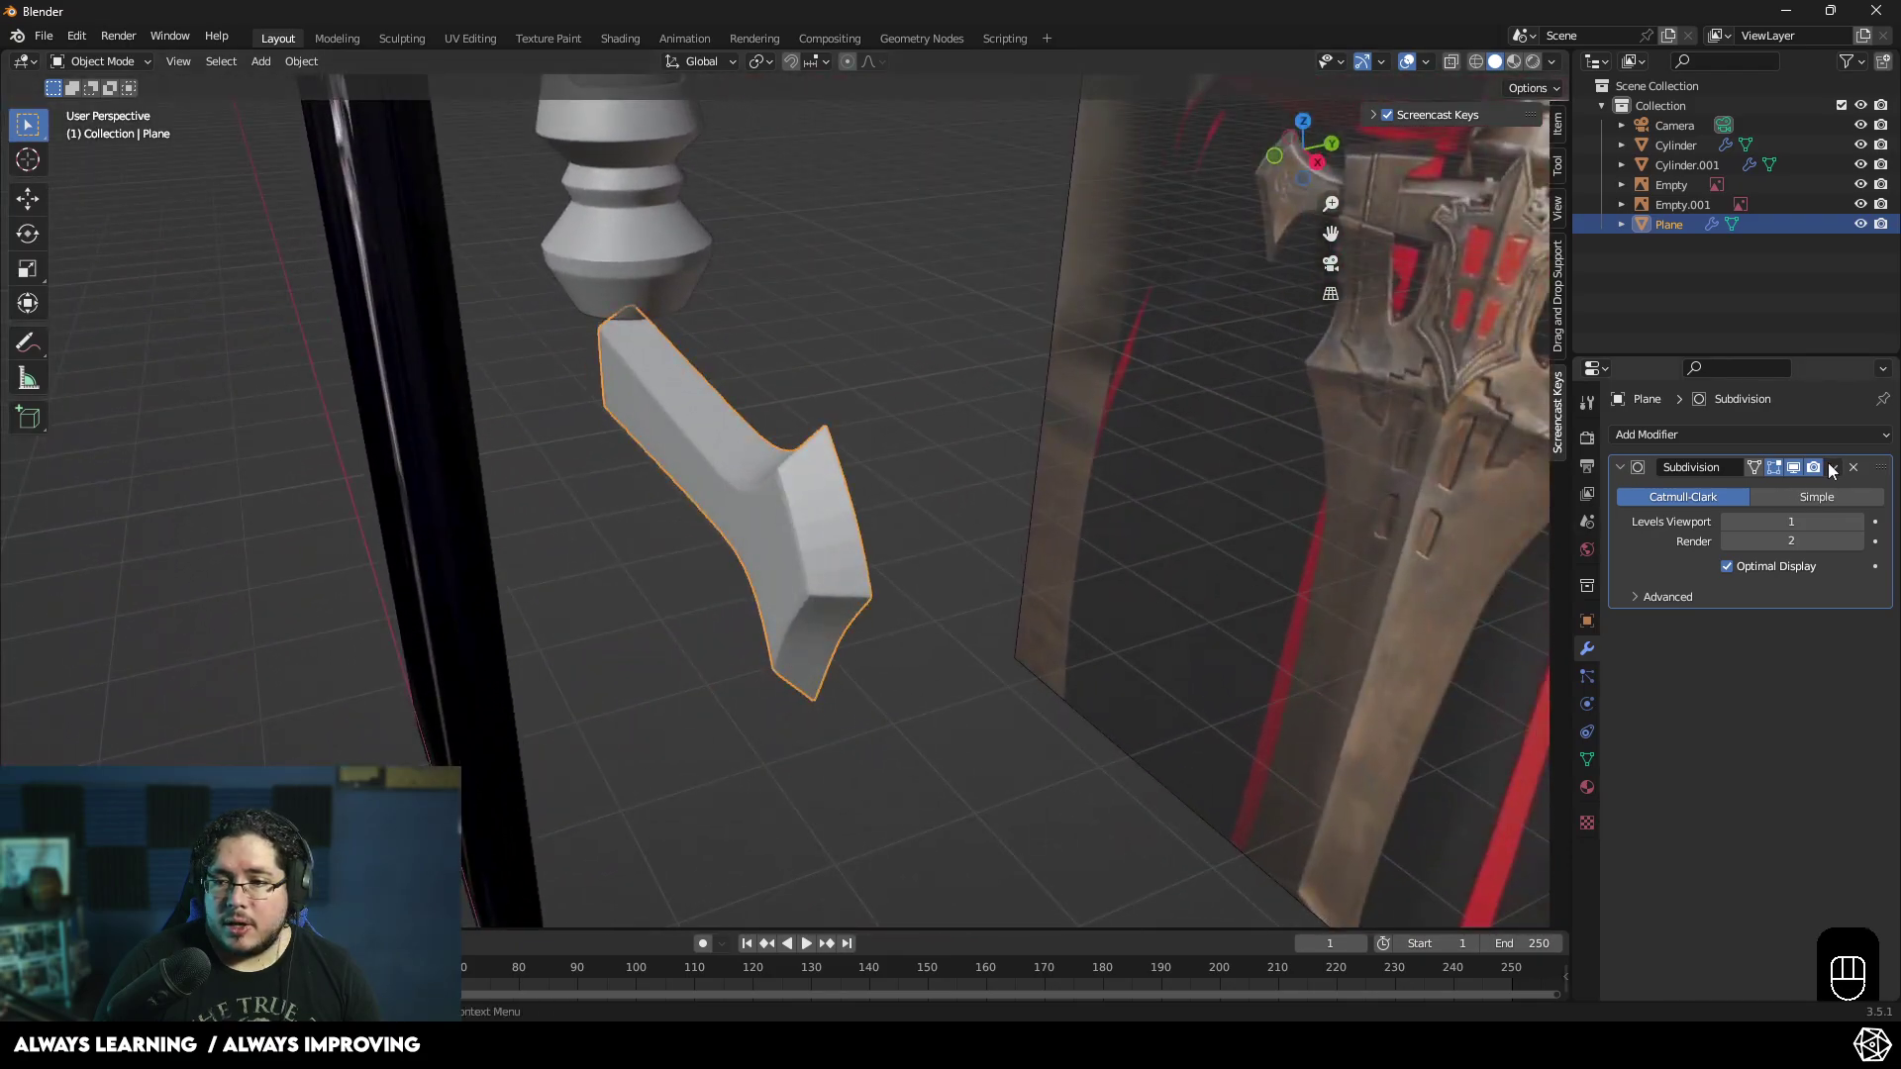
- Add a Mirror modifier to the crossguard piece mirrored across both X and Y
drag(1836, 468, 1690, 512)
drag(1684, 448, 1525, 677)
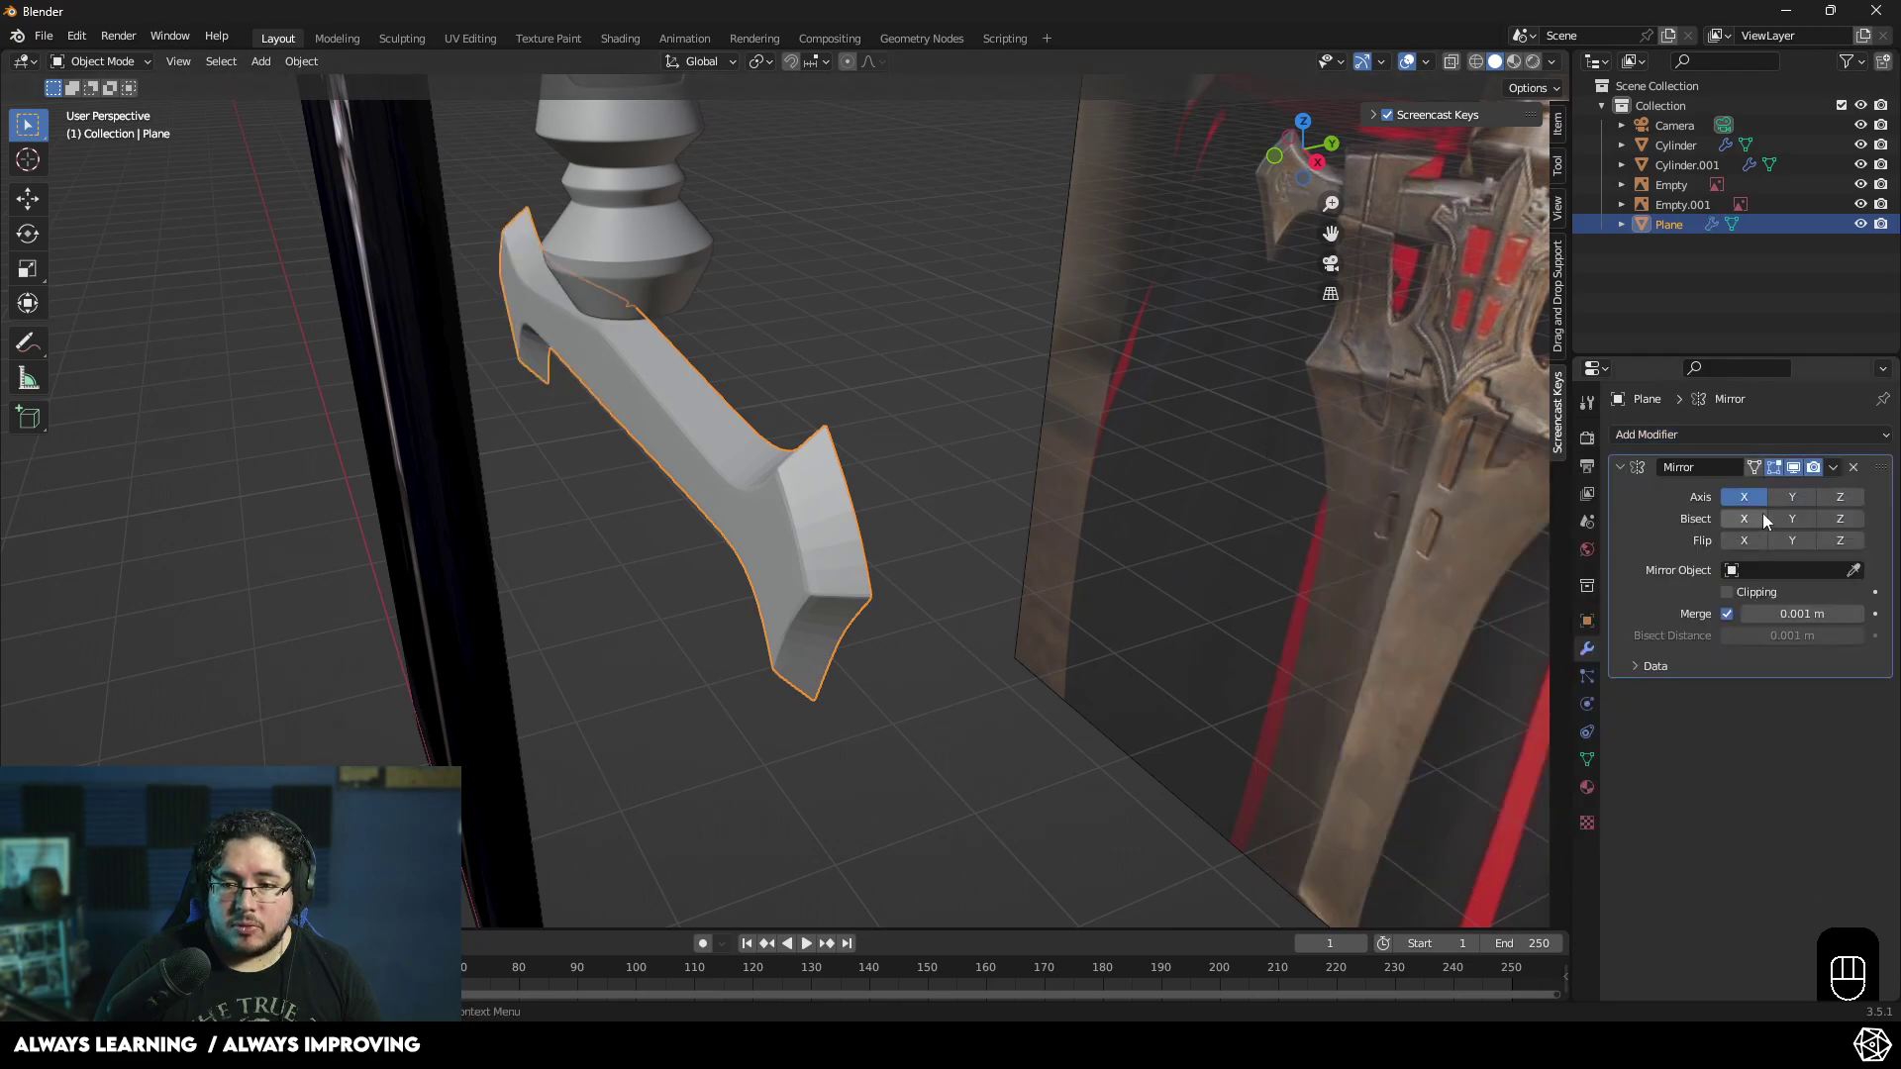
click(1833, 500)
drag(762, 524, 1071, 545)
click(1838, 506)
click(1803, 504)
drag(1201, 534, 1297, 536)
click(1295, 538)
drag(985, 639, 1102, 655)
drag(962, 643, 1043, 502)
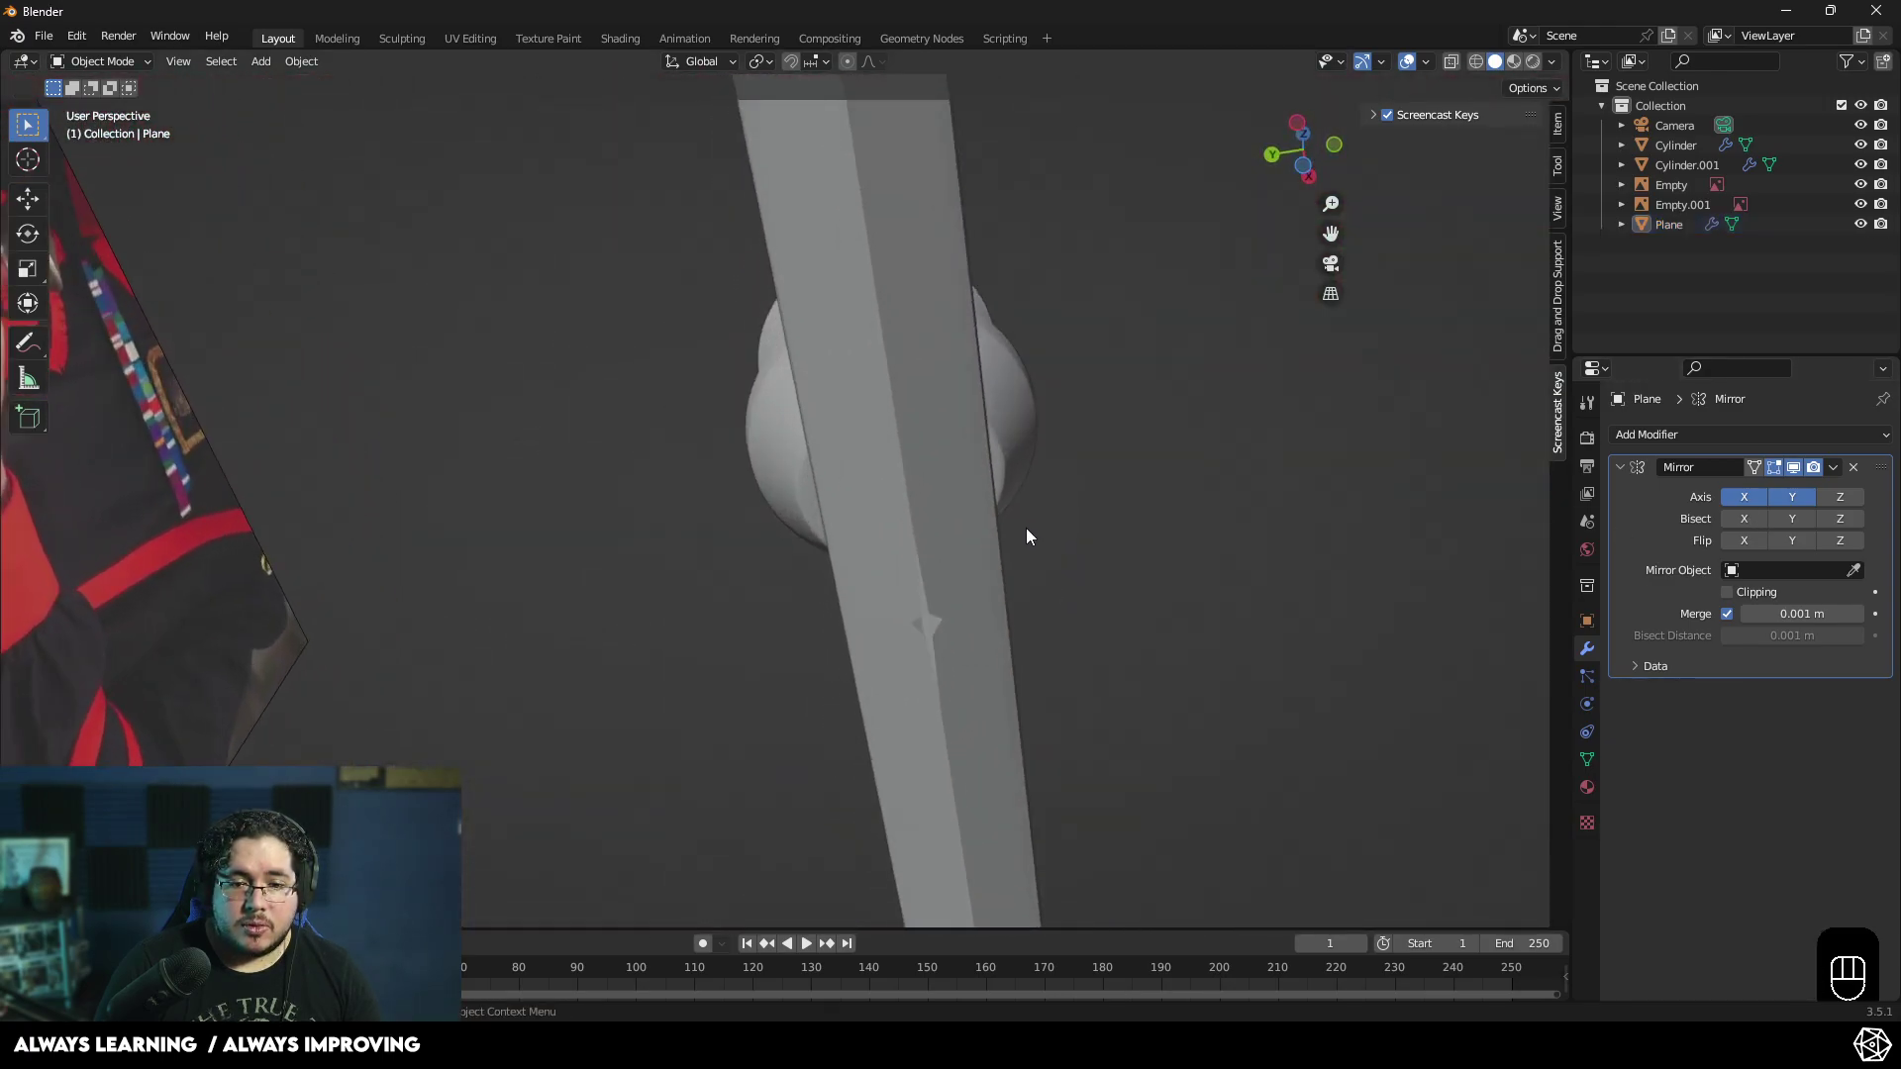
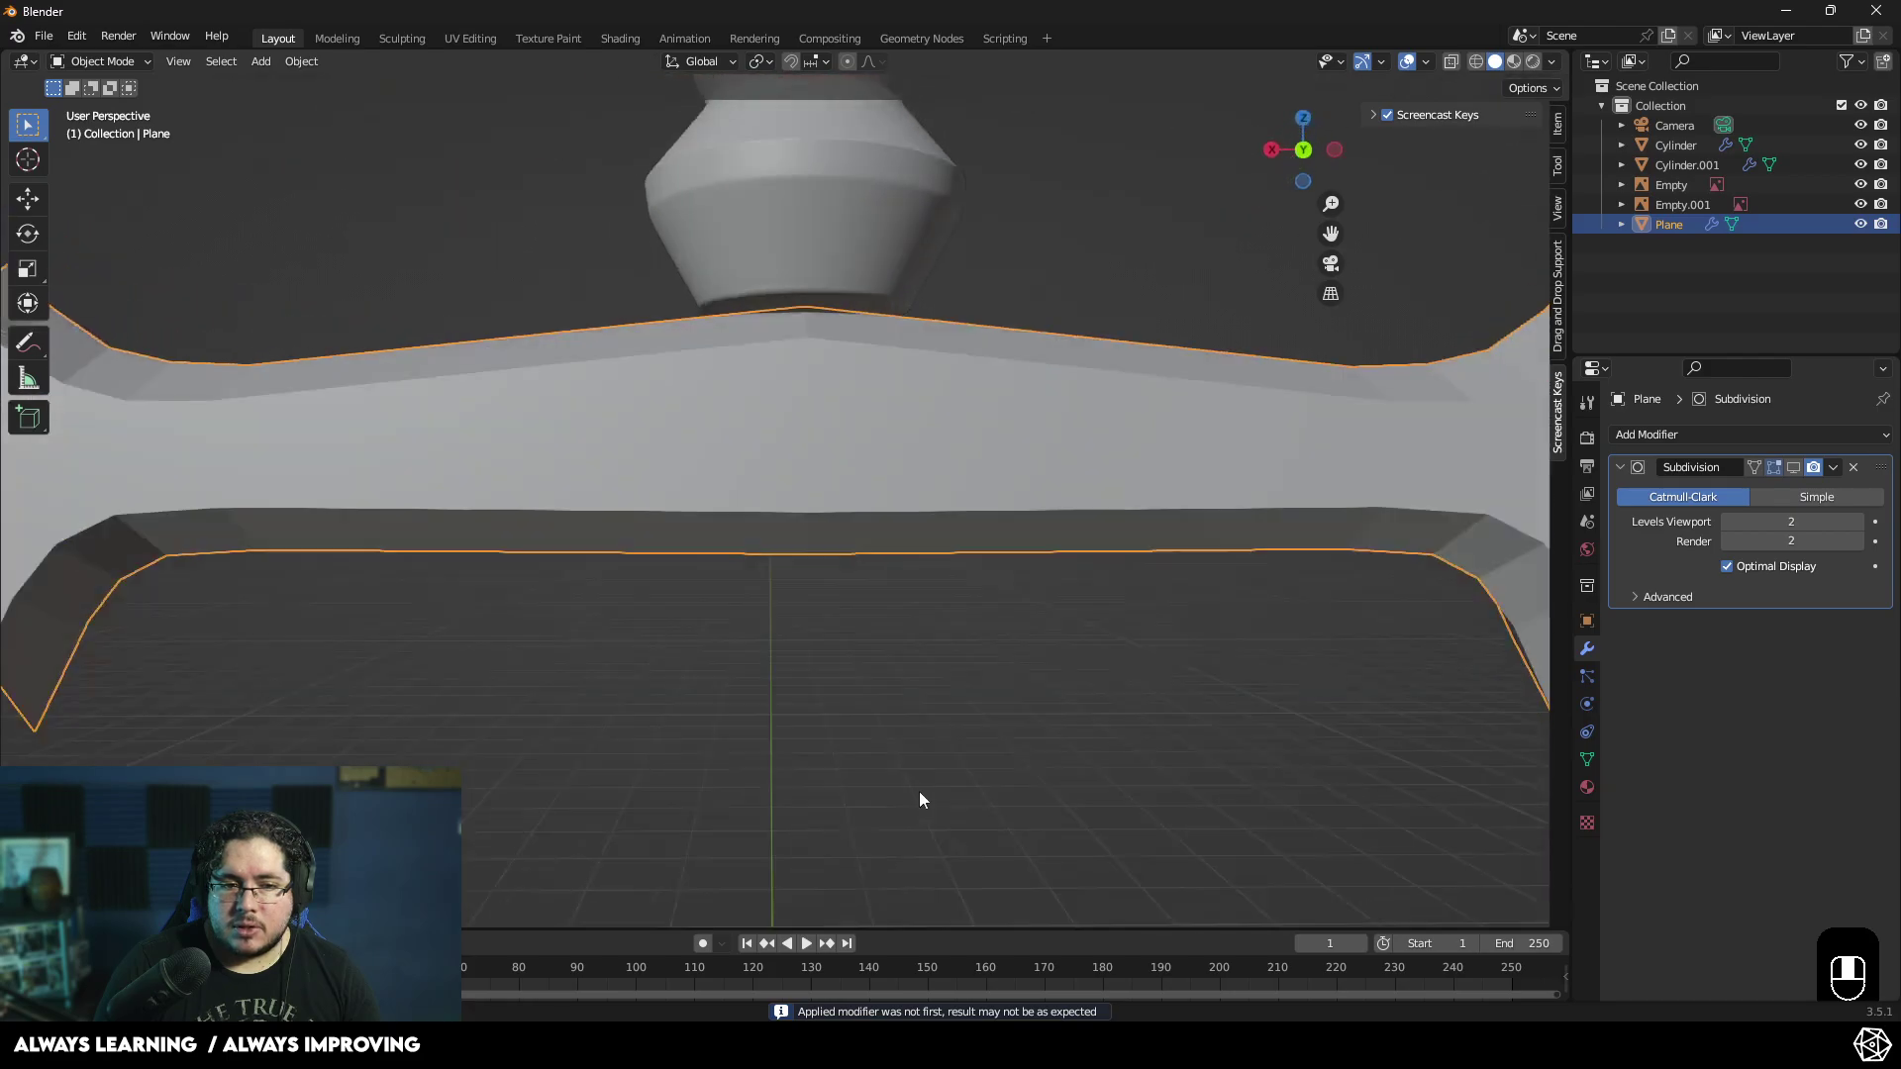
- Raise the Subdivision modifier's viewport levels to 2 for a smoother crossguard
drag(728, 574, 781, 574)
drag(851, 591, 1114, 590)
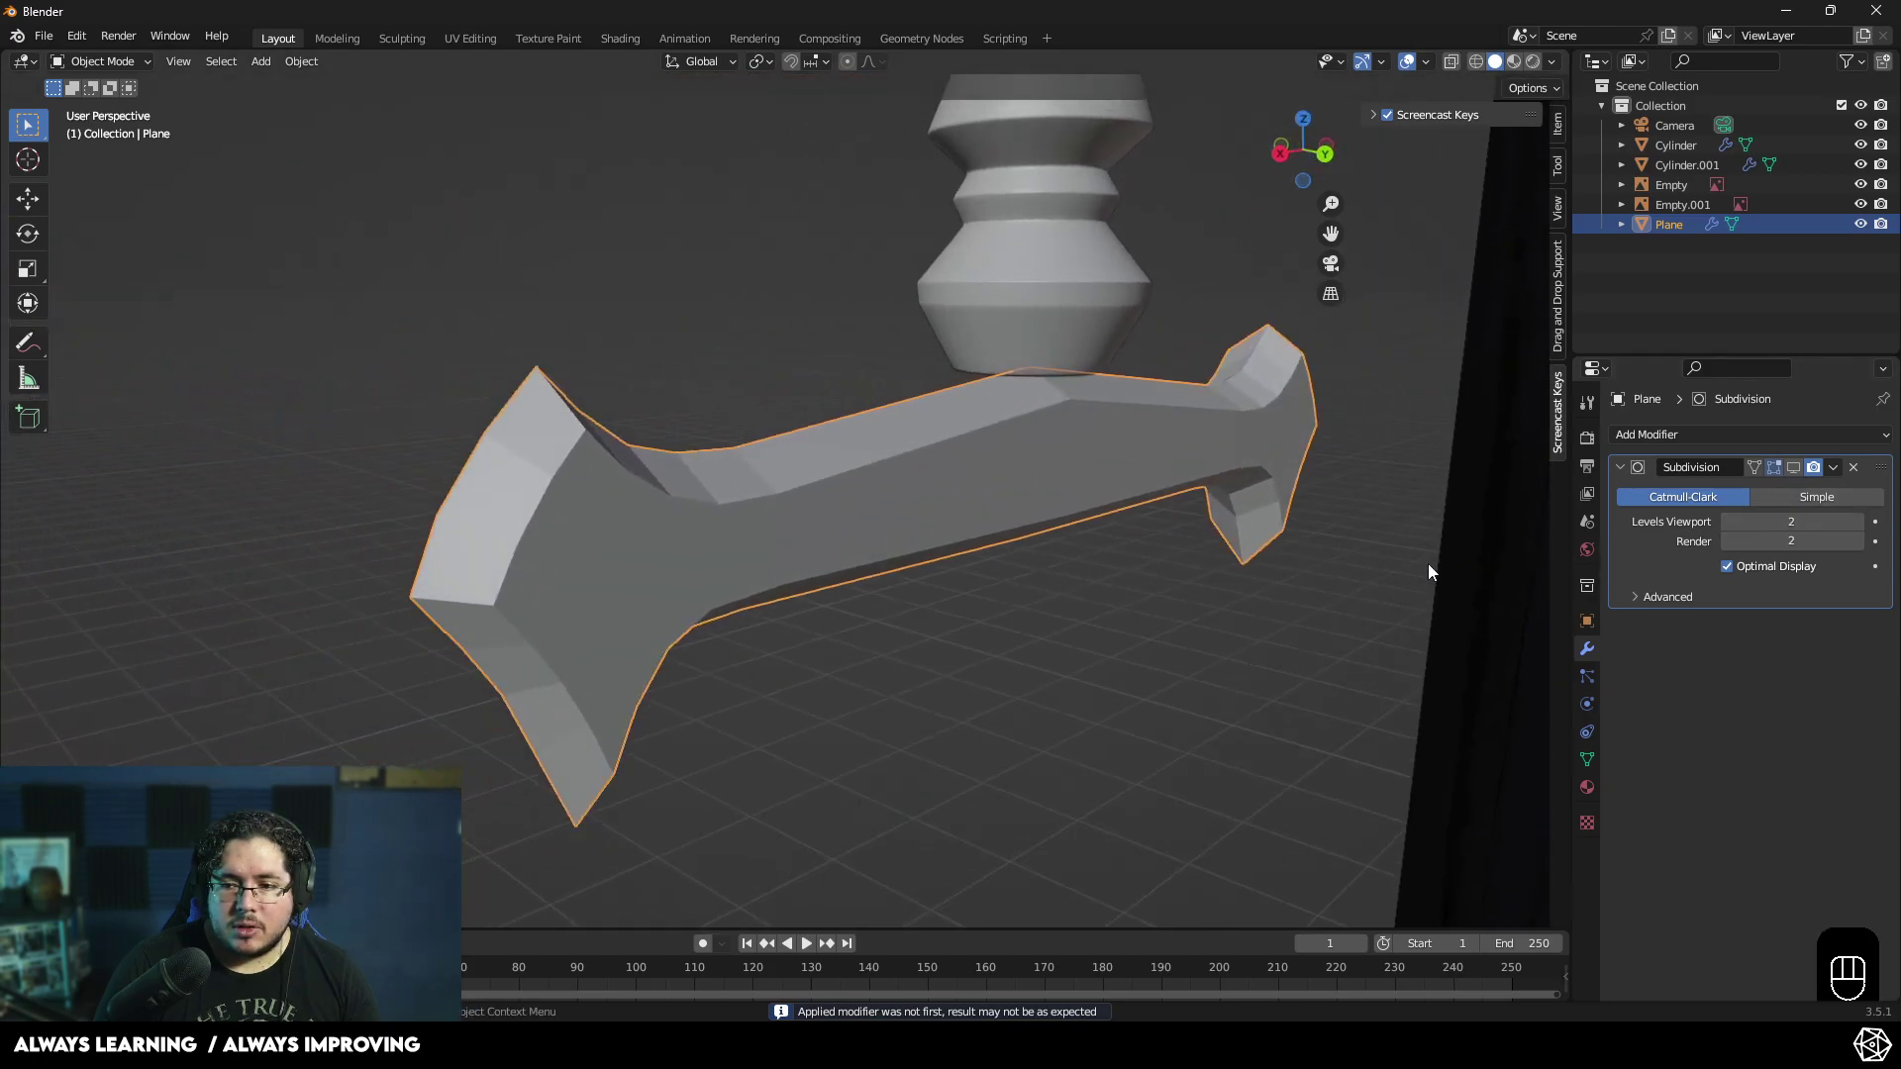
drag(1429, 577, 1544, 549)
click(1807, 468)
drag(1007, 604, 913, 599)
drag(1043, 622, 940, 611)
drag(919, 604, 1342, 613)
drag(1320, 643, 1157, 621)
click(1844, 471)
- Inspect the smoothed crossguard against the reference guard in the front view
middle_click(1016, 724)
click(1623, 472)
drag(825, 660, 852, 690)
drag(413, 659, 461, 684)
drag(636, 661, 762, 632)
middle_click(842, 627)
middle_click(961, 586)
drag(886, 644, 876, 696)
middle_click(858, 561)
key(KP_1)
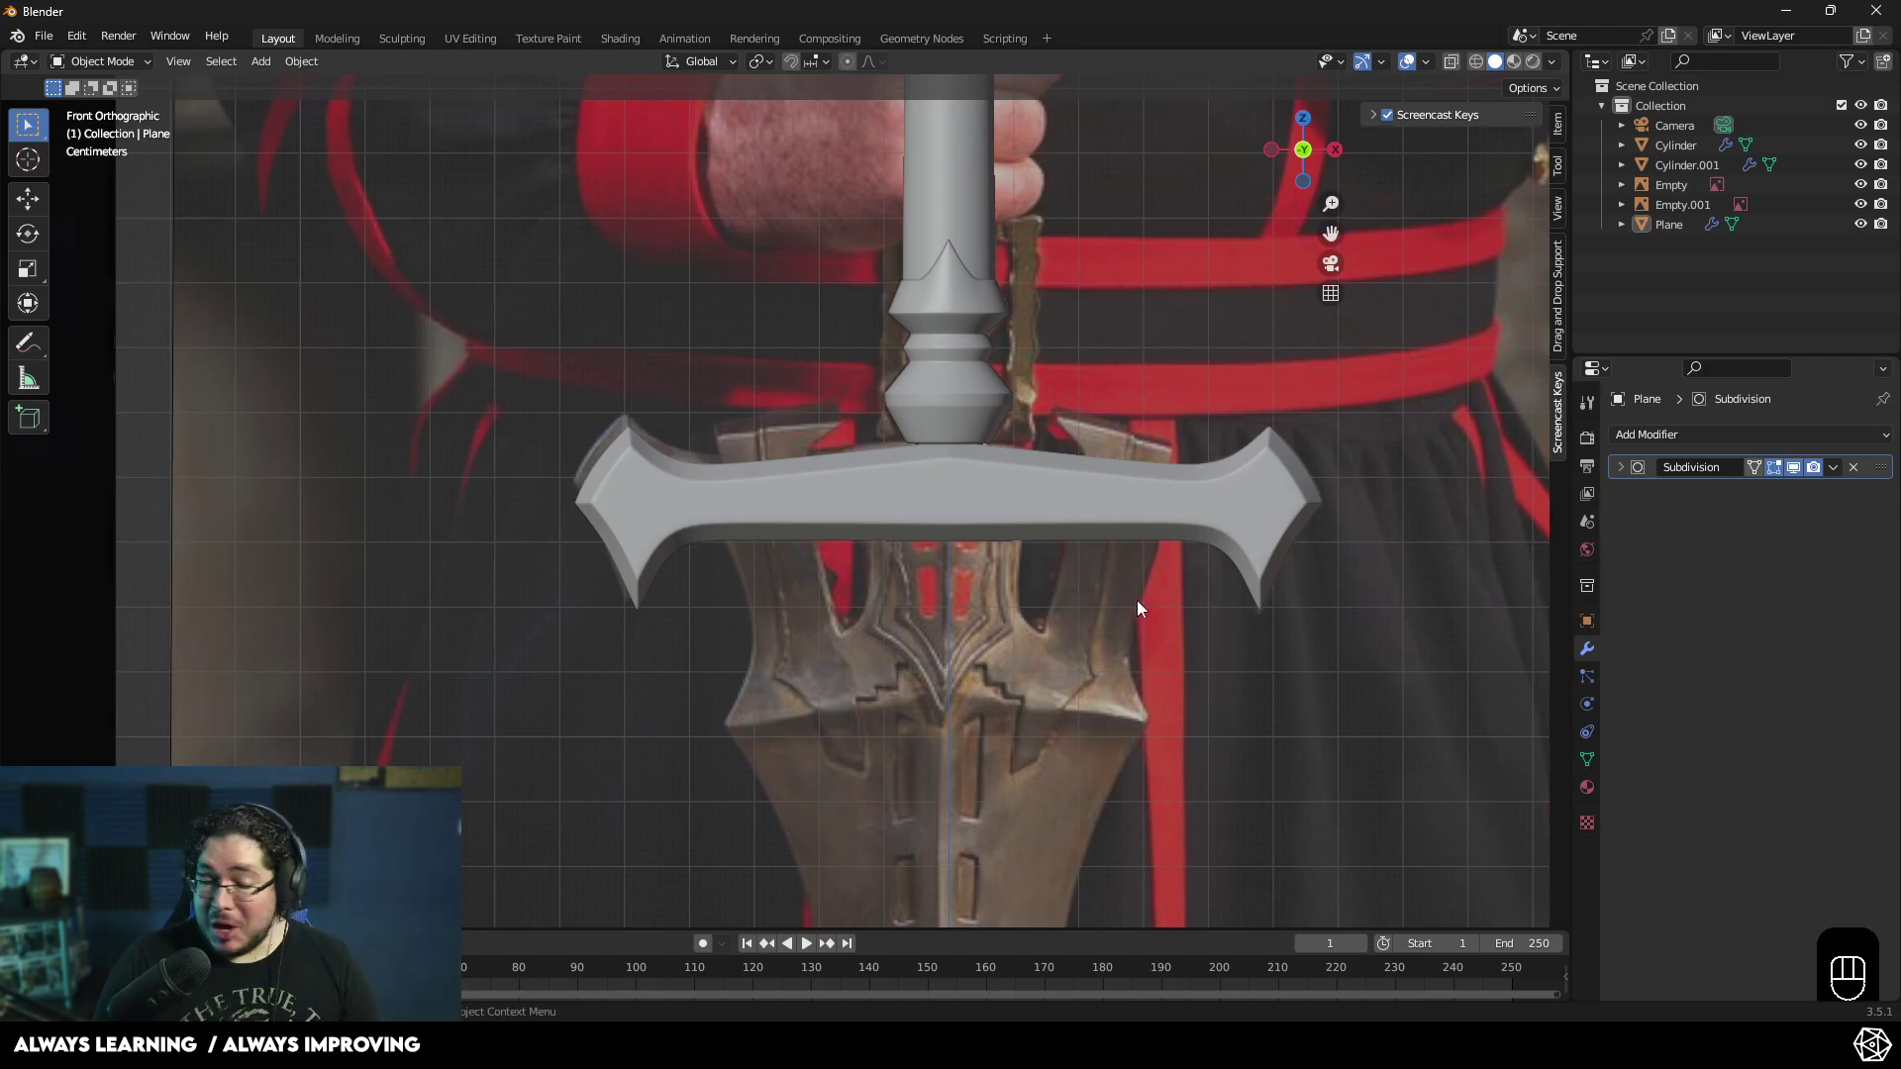
drag(1024, 586, 1022, 539)
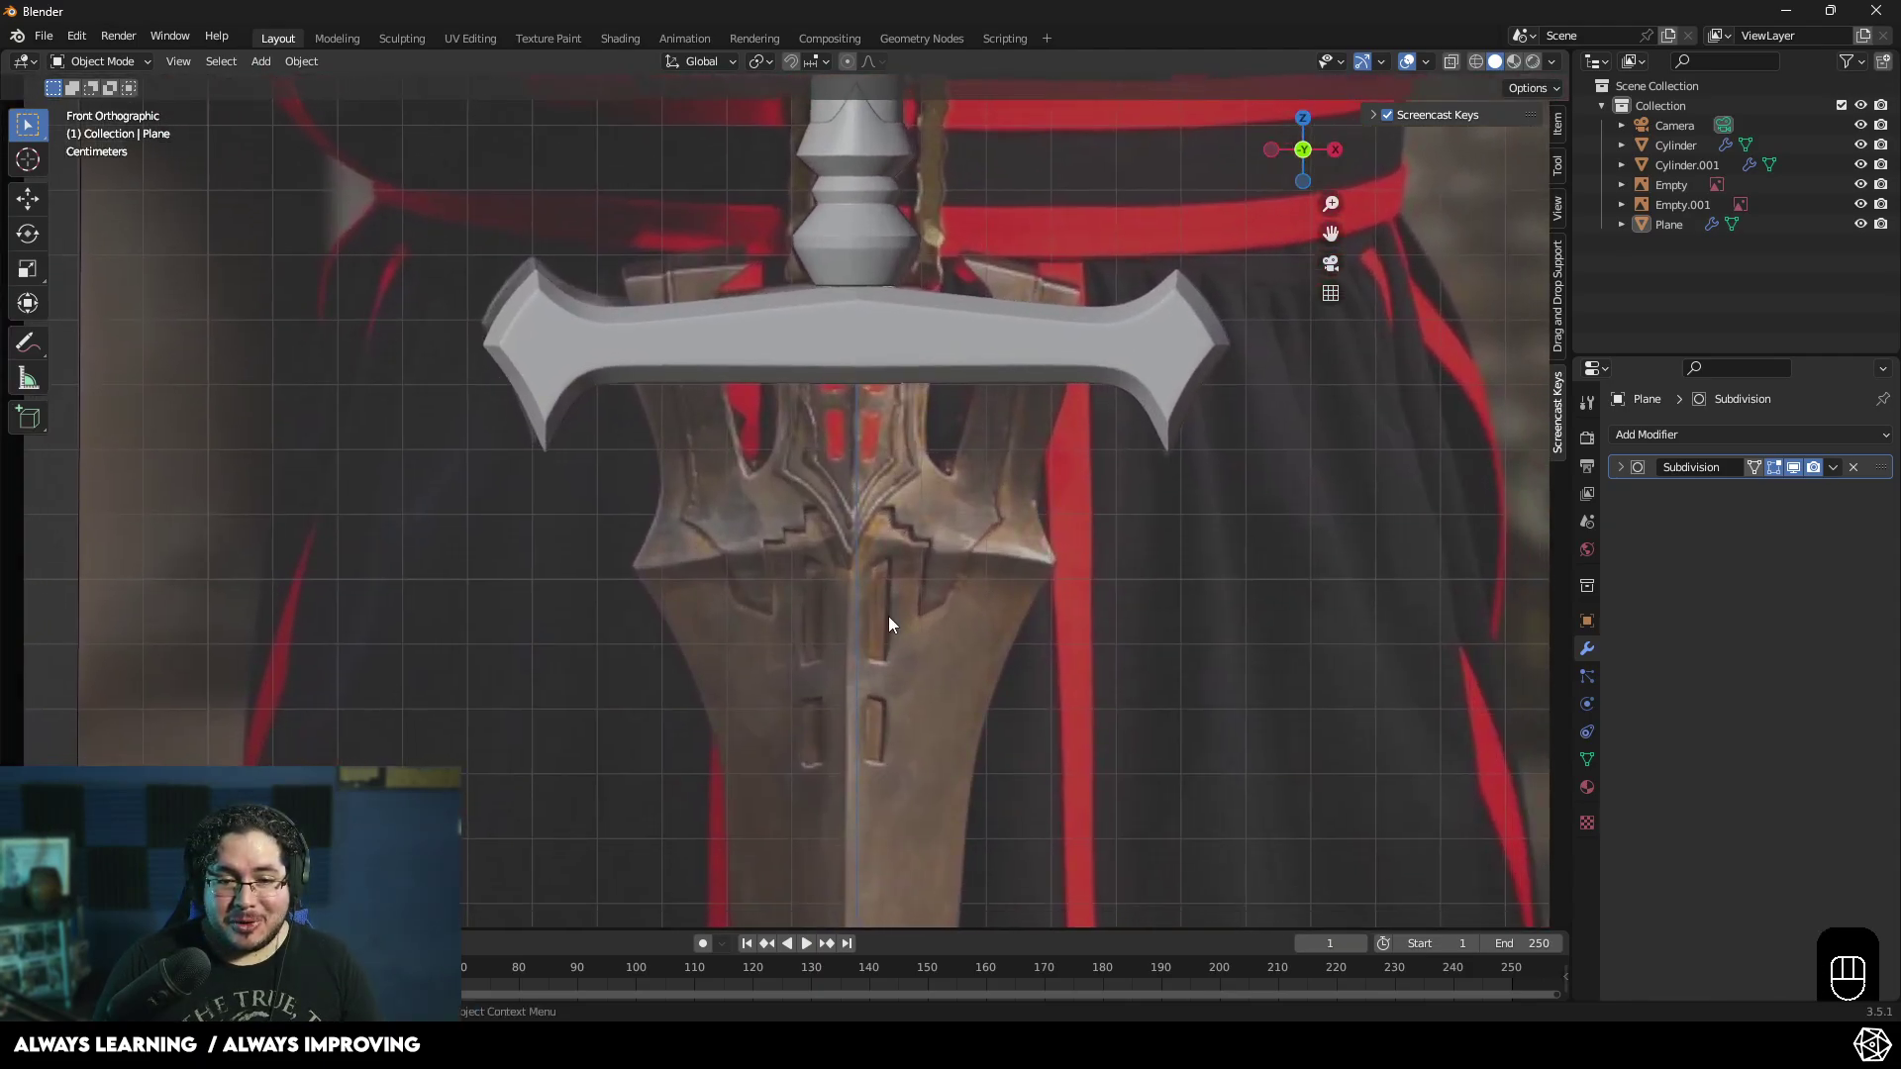
middle_click(861, 550)
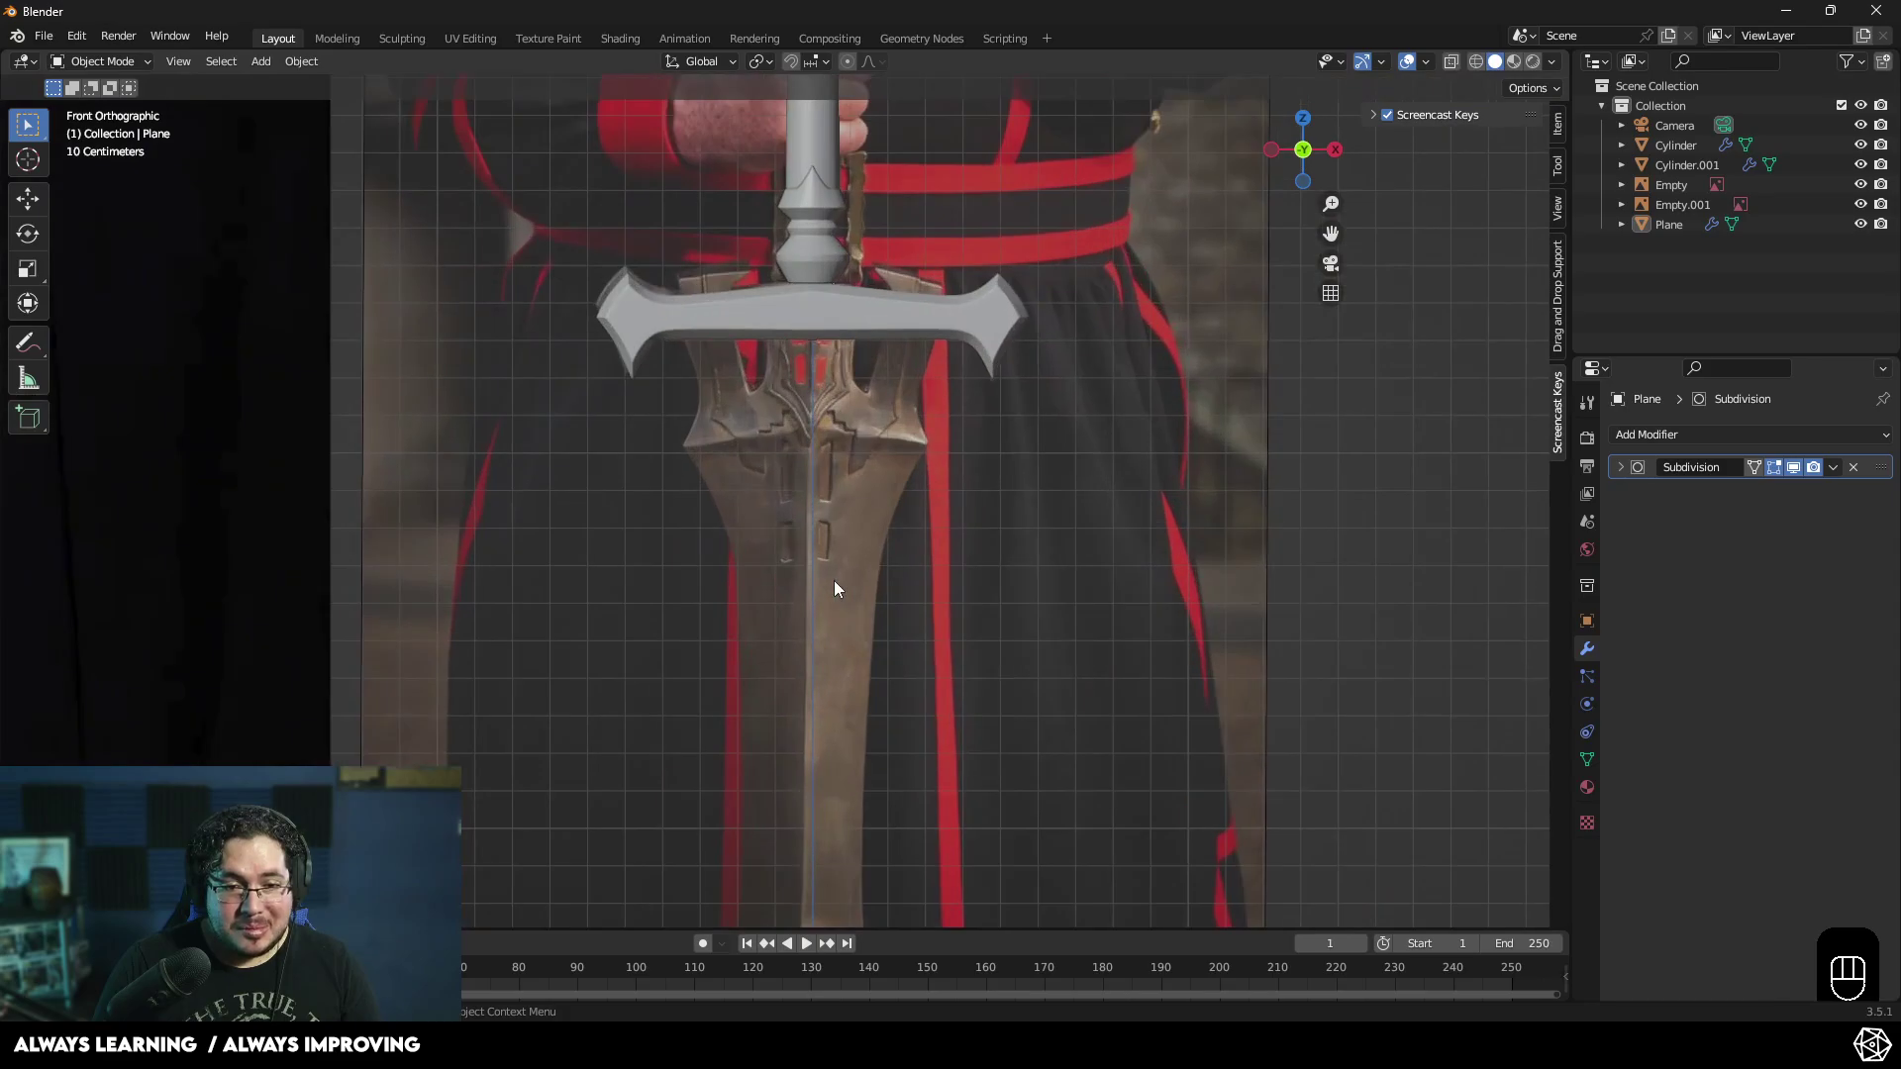
- Add a new plane and move it down along Z onto the blade area below the crossguard
key(shift+a)
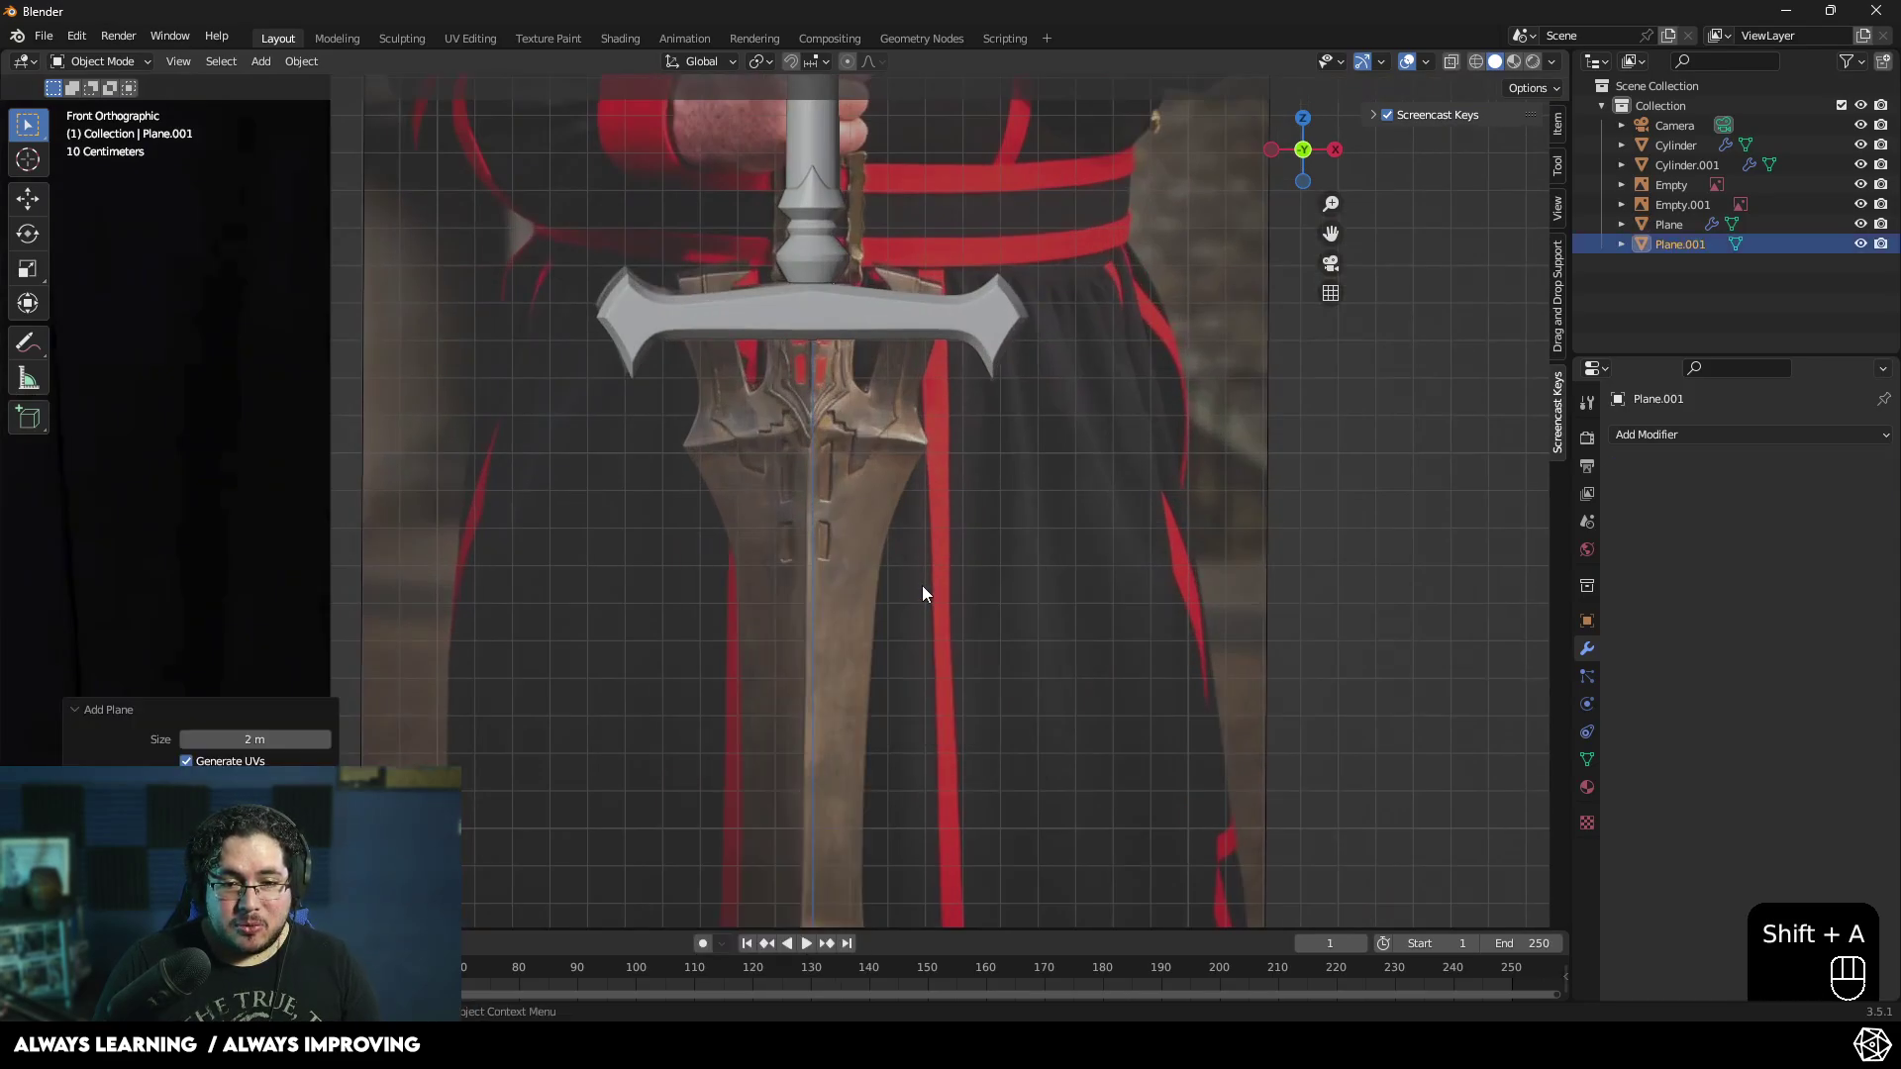
key(g)
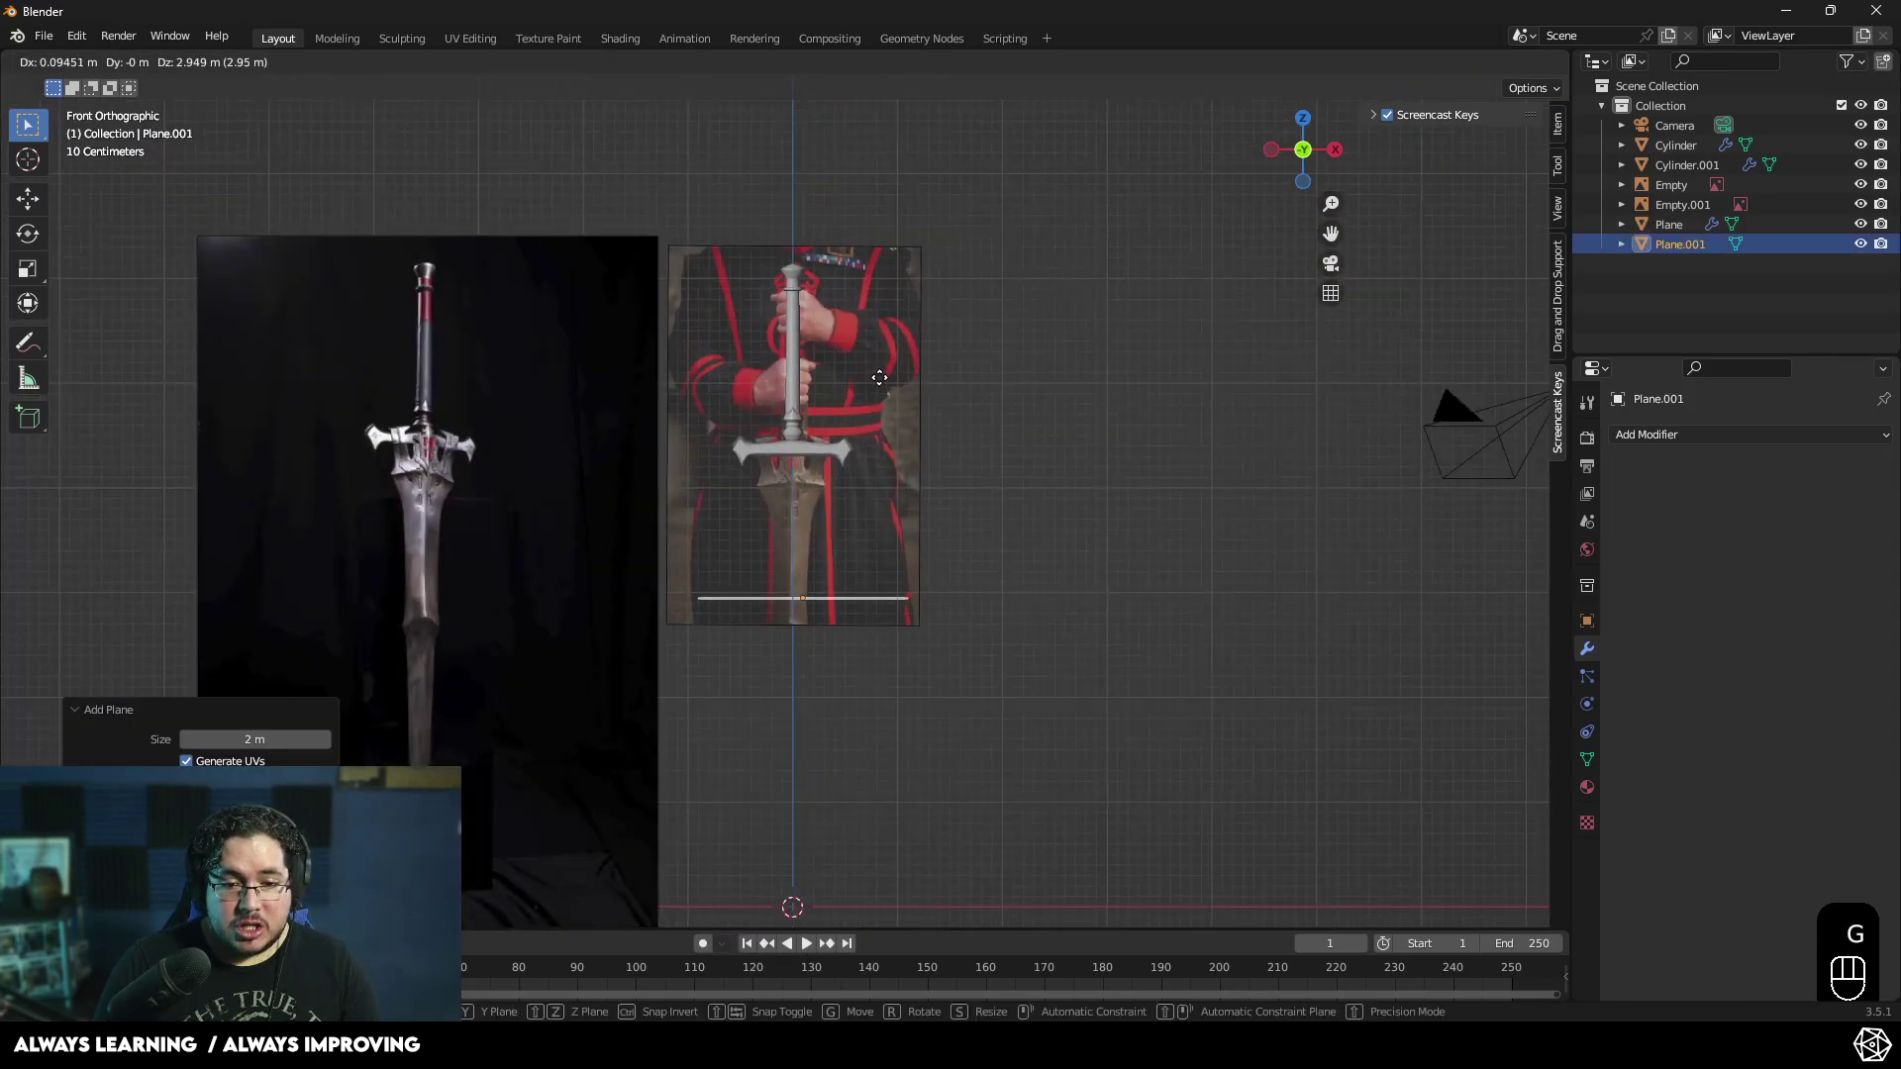
key(z)
click(870, 297)
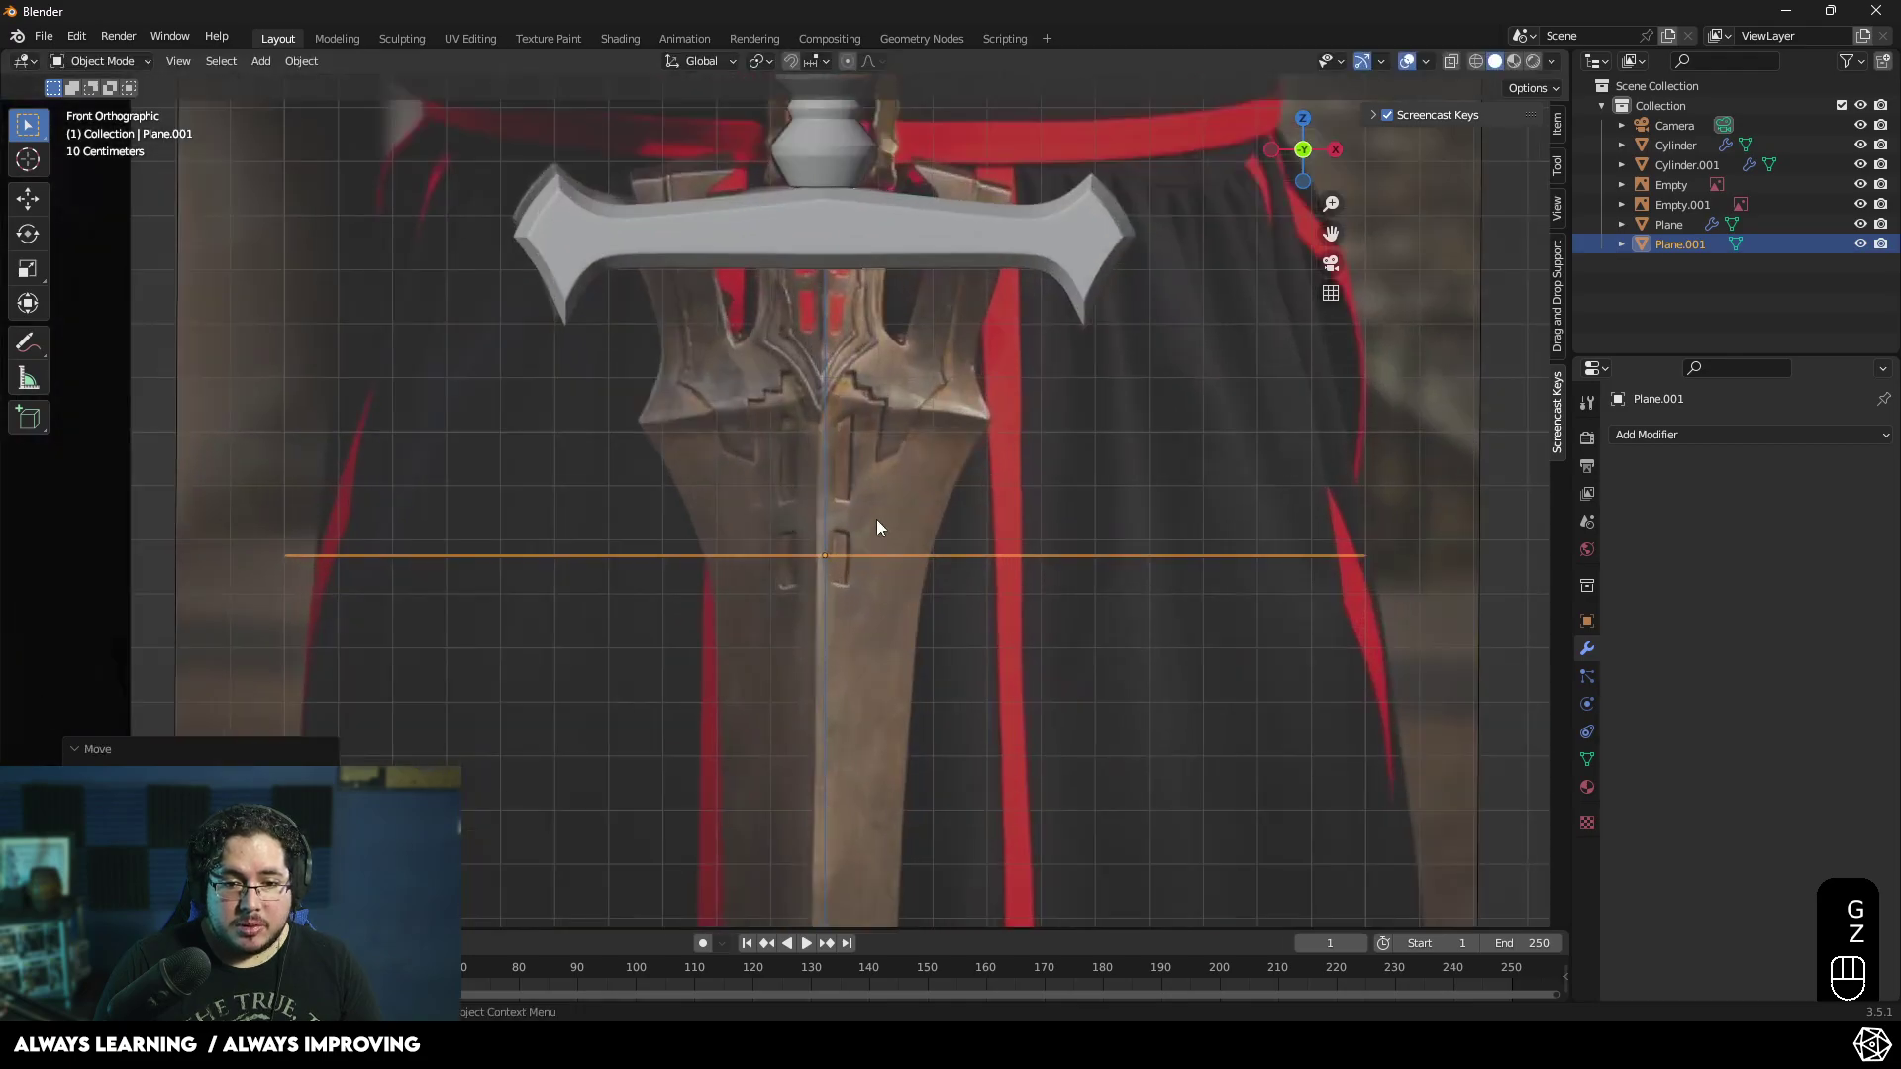
- Rotate the plane 90 degrees on X to stand upright and scale it to a small square
key(r)
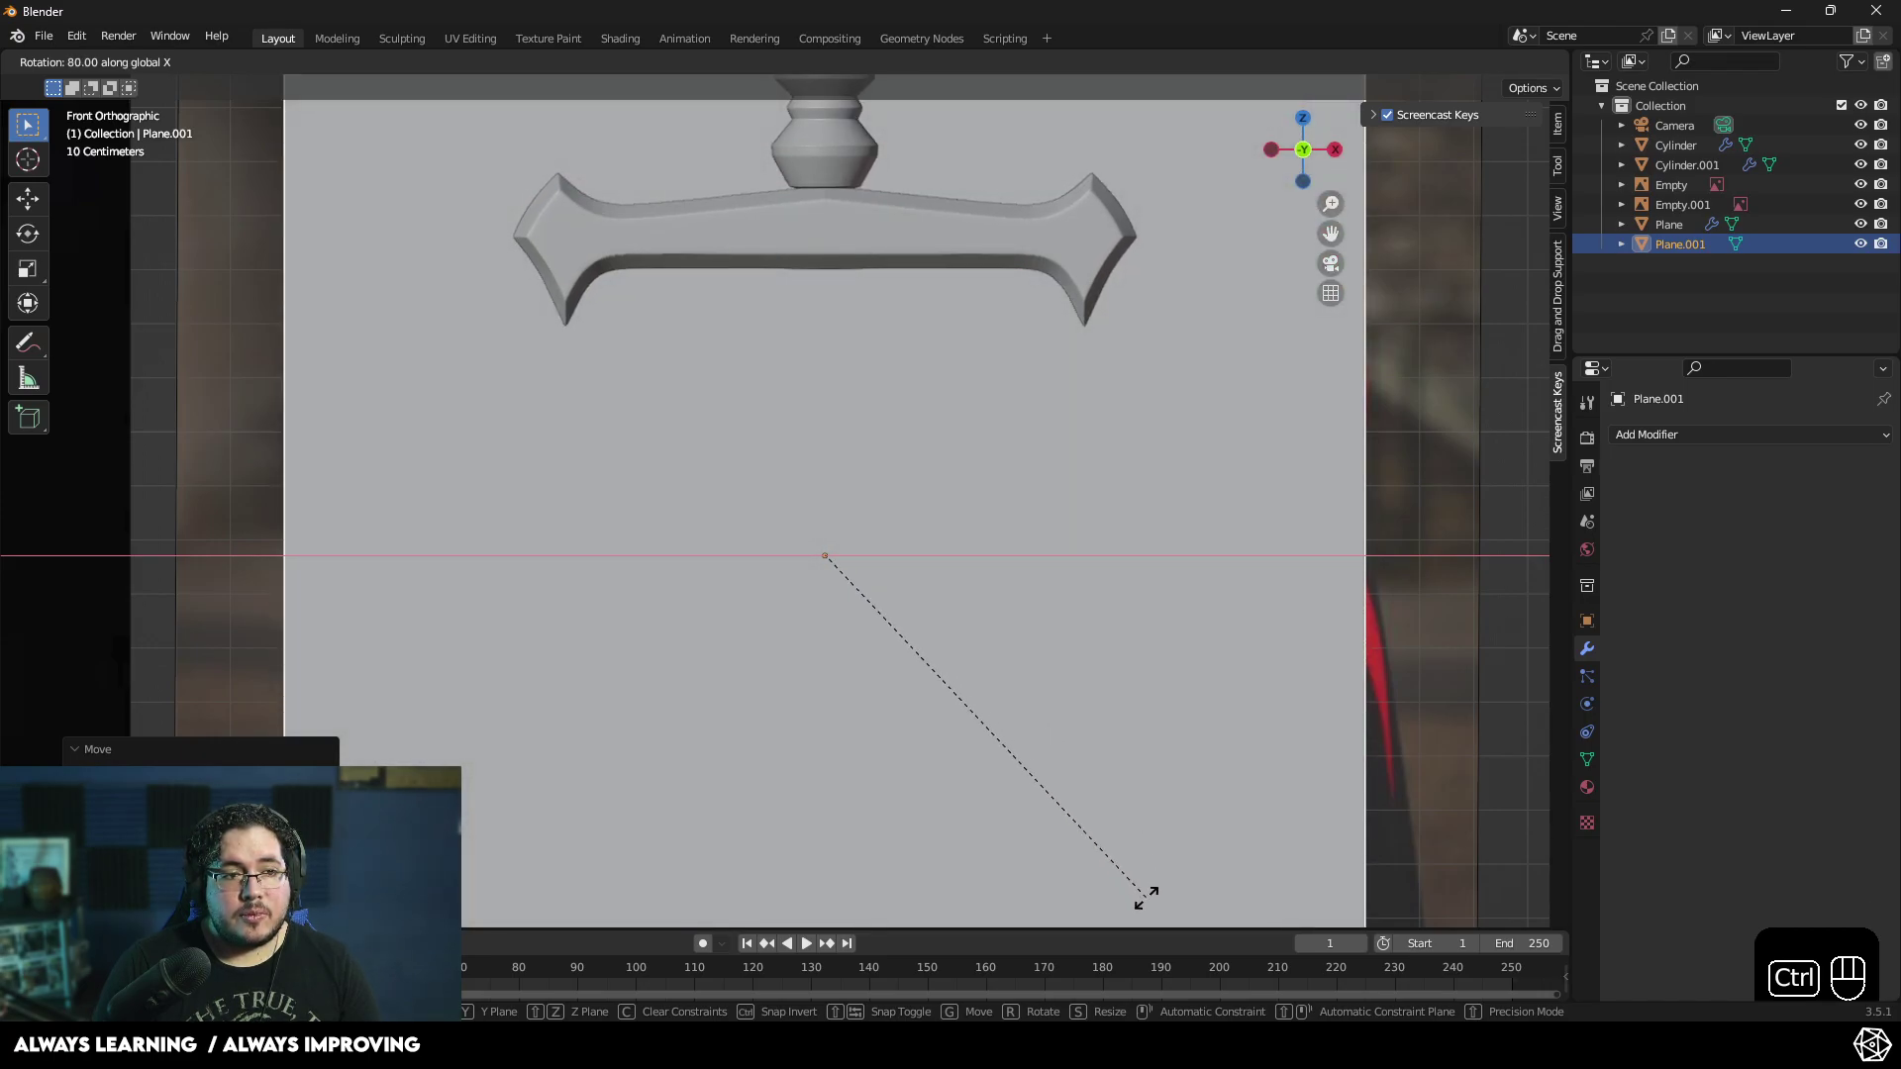
key(KP_9)
key(KP_0)
key(Return)
key(s)
click(822, 521)
- Orbit around to check the small square plane sitting over the blade
middle_click(831, 405)
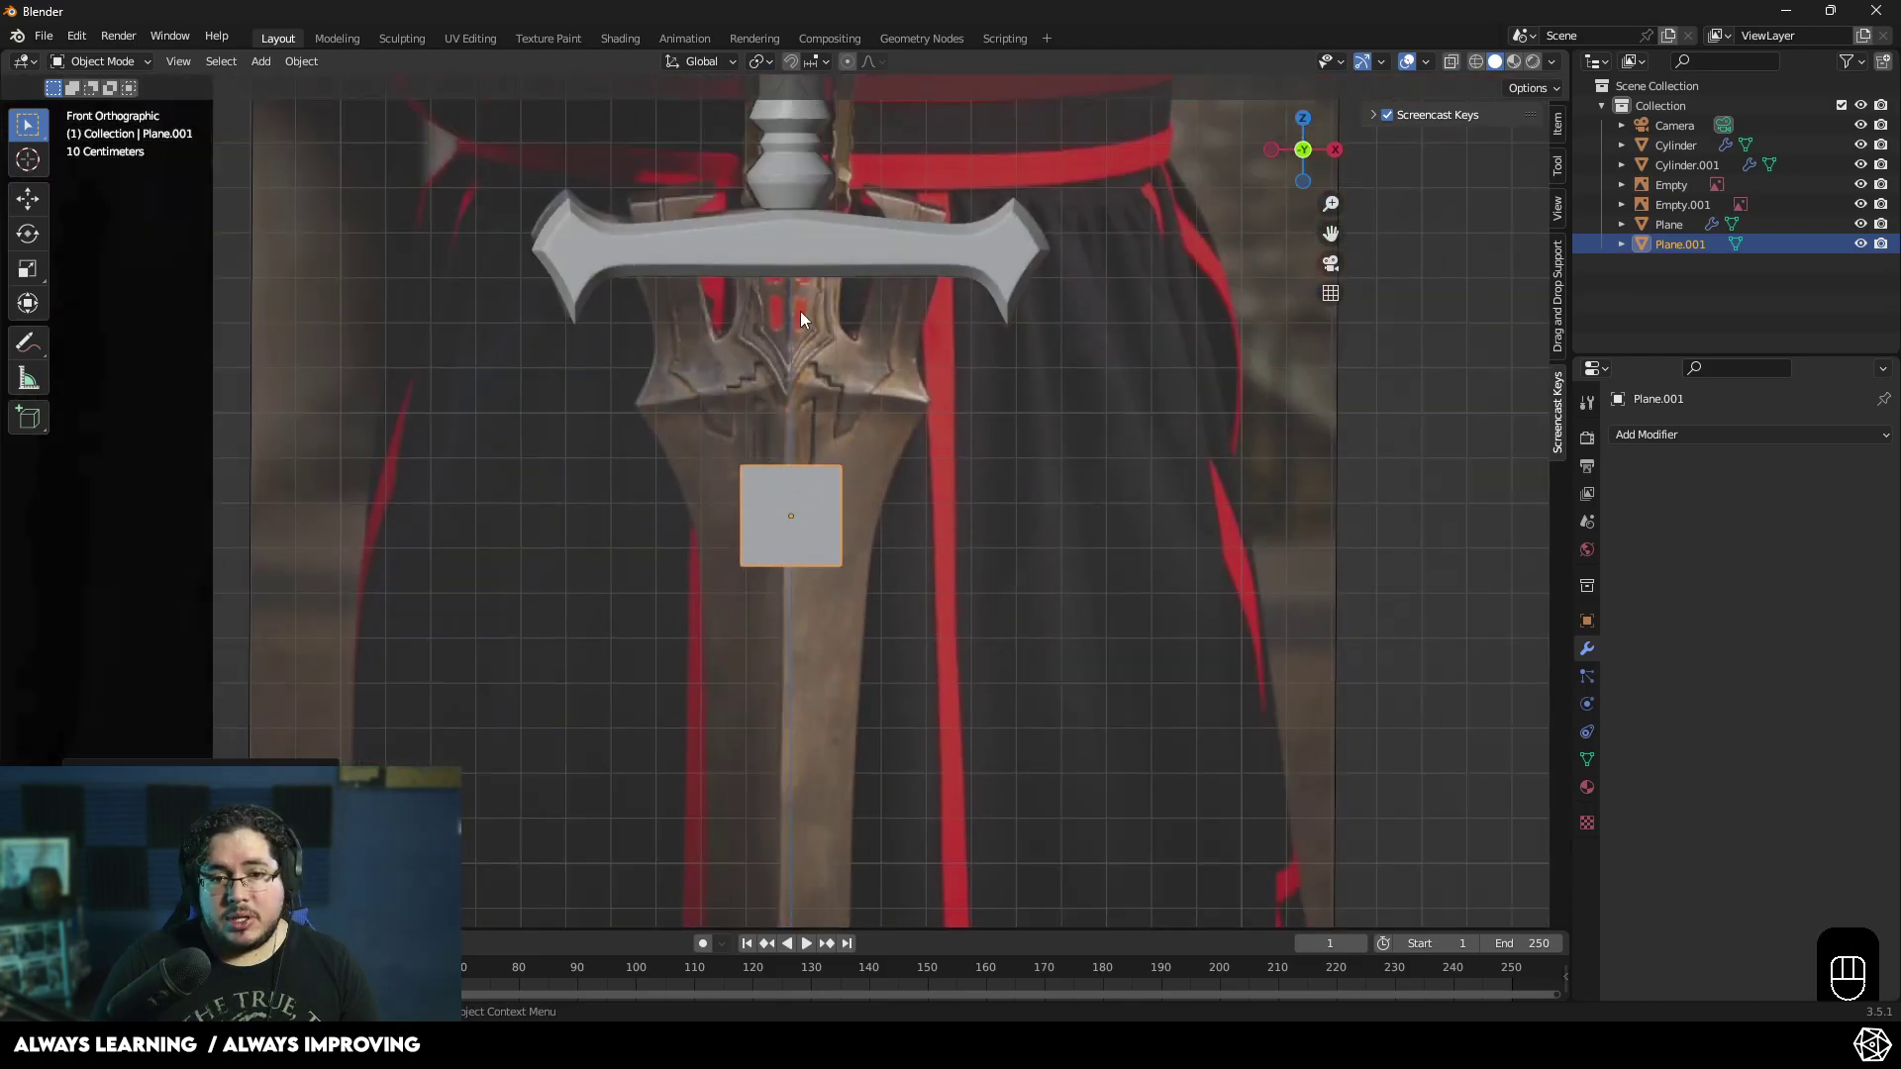
drag(888, 443, 902, 419)
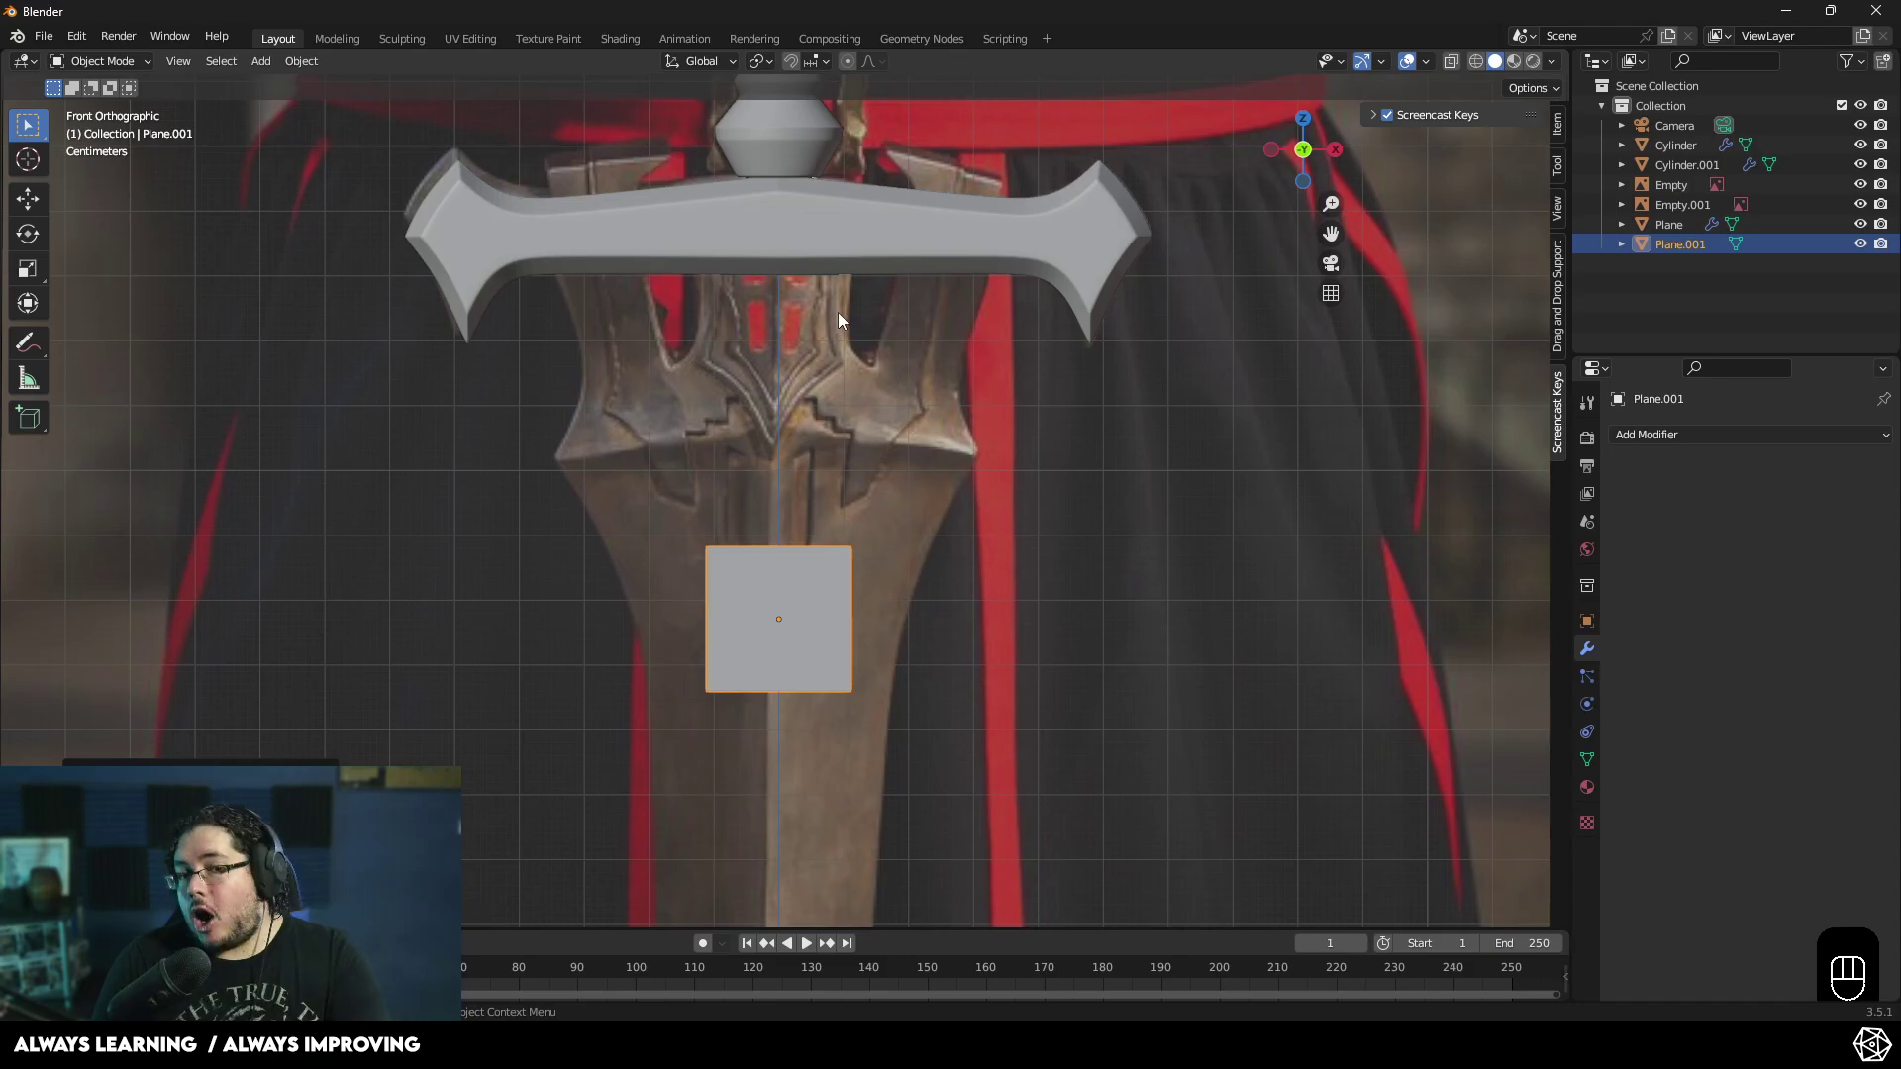
drag(885, 525, 982, 520)
drag(875, 548, 838, 559)
- Zoom into the reference's crossguard details, then frame both reference images from the front
key(KP_1)
drag(711, 564, 991, 593)
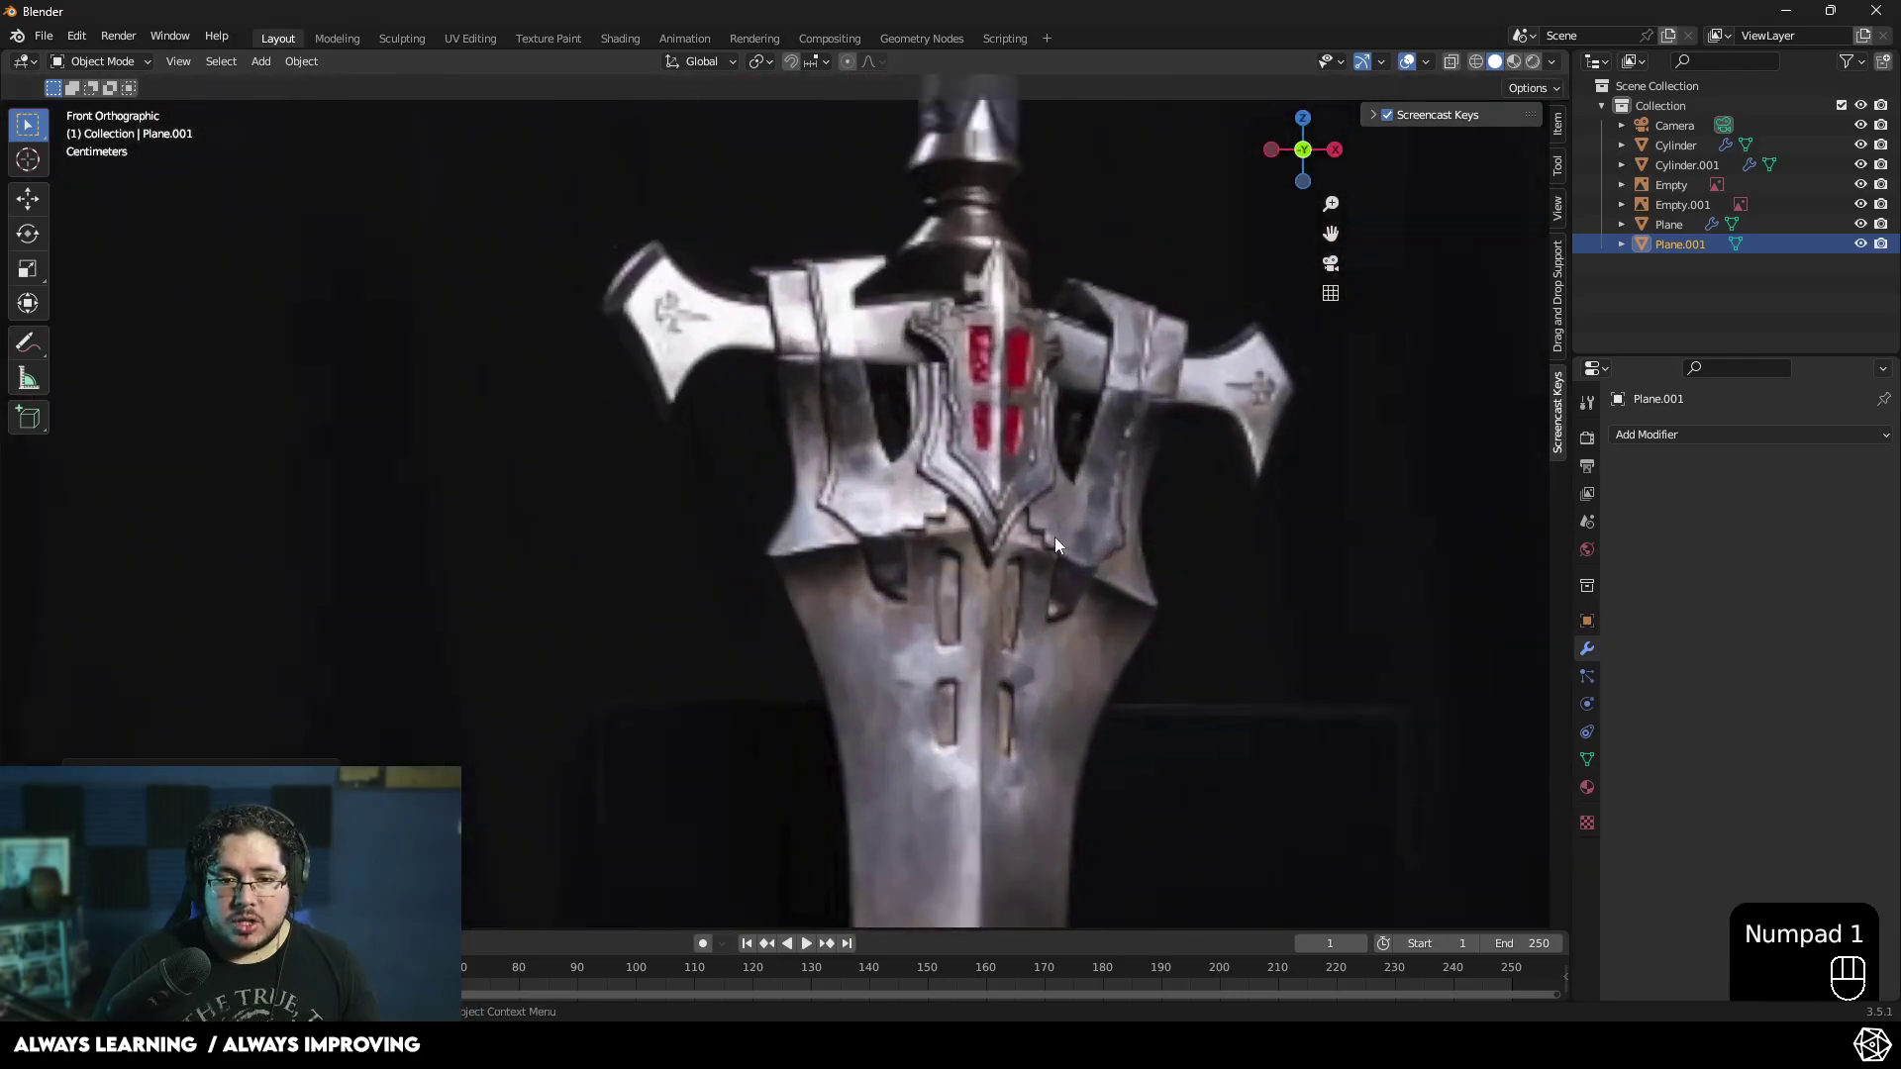
middle_click(966, 481)
drag(979, 527, 1039, 561)
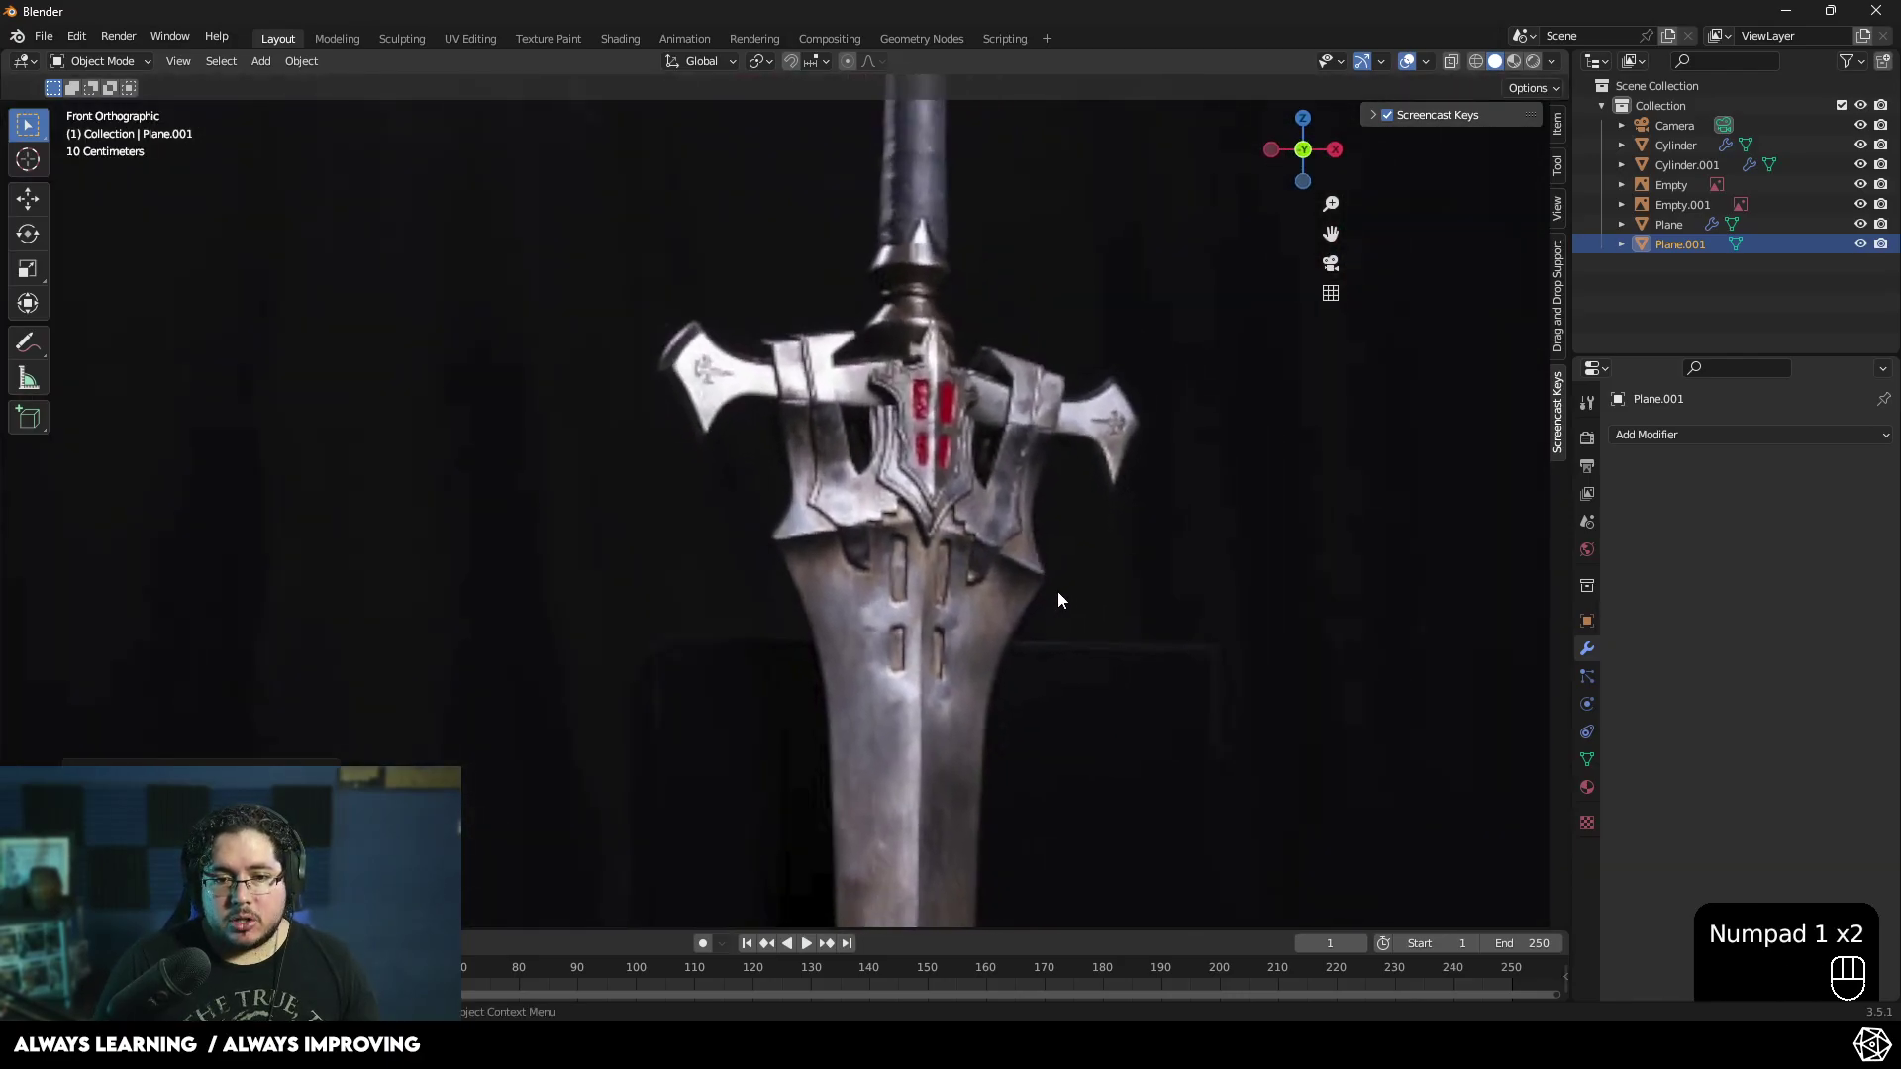
middle_click(1005, 571)
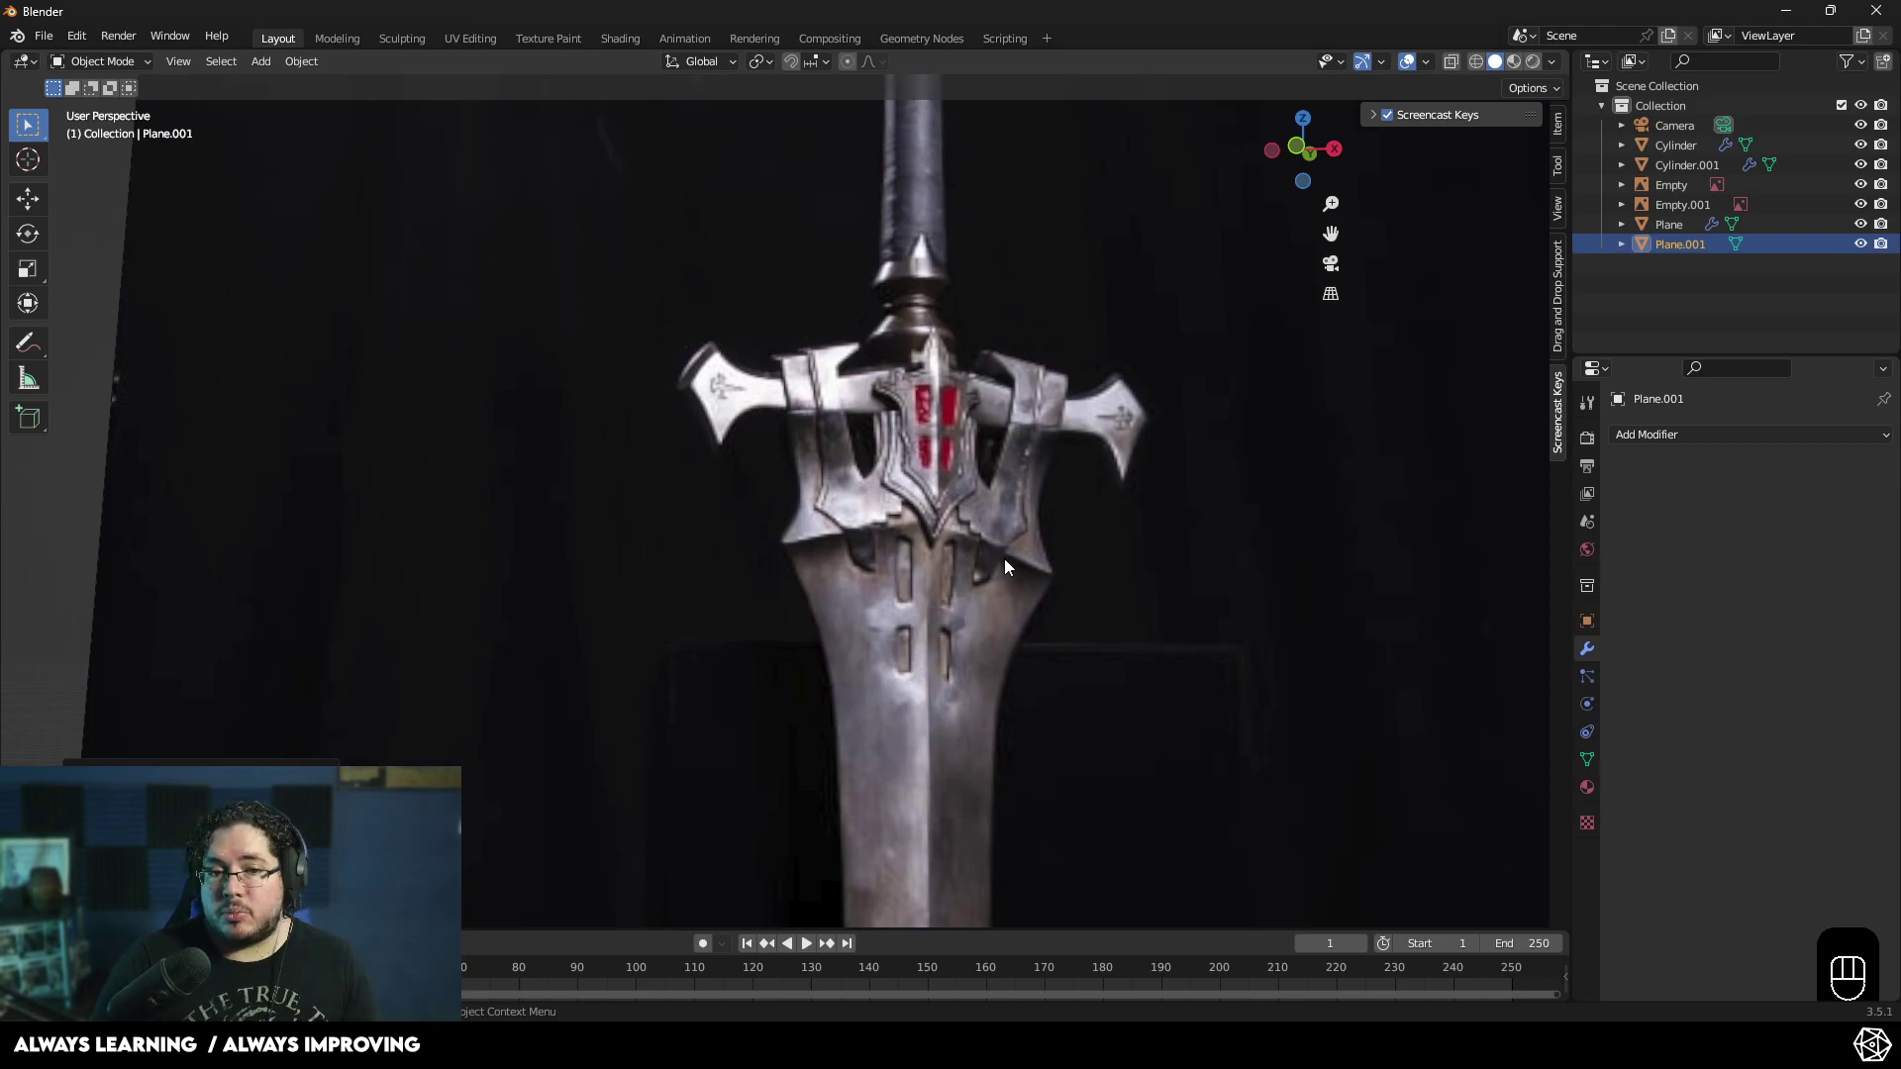
drag(1013, 528, 958, 454)
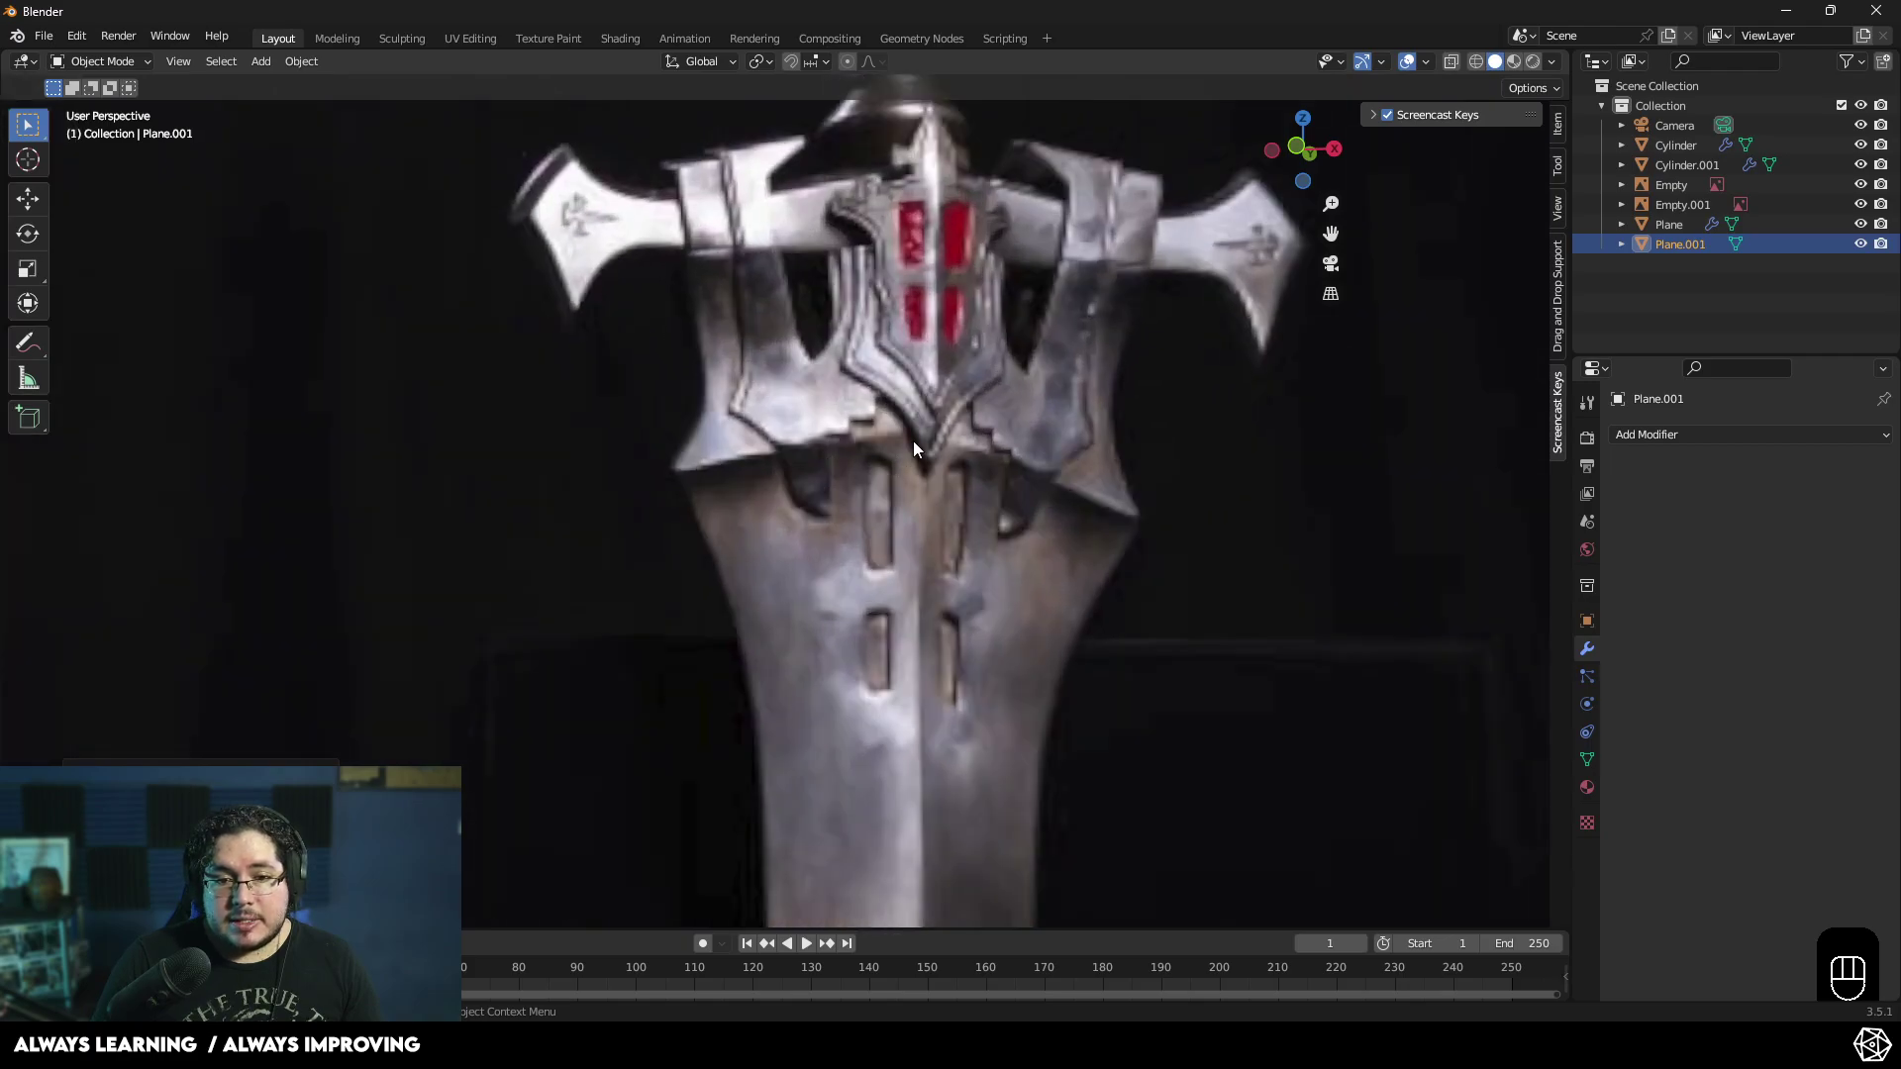
drag(909, 467, 865, 527)
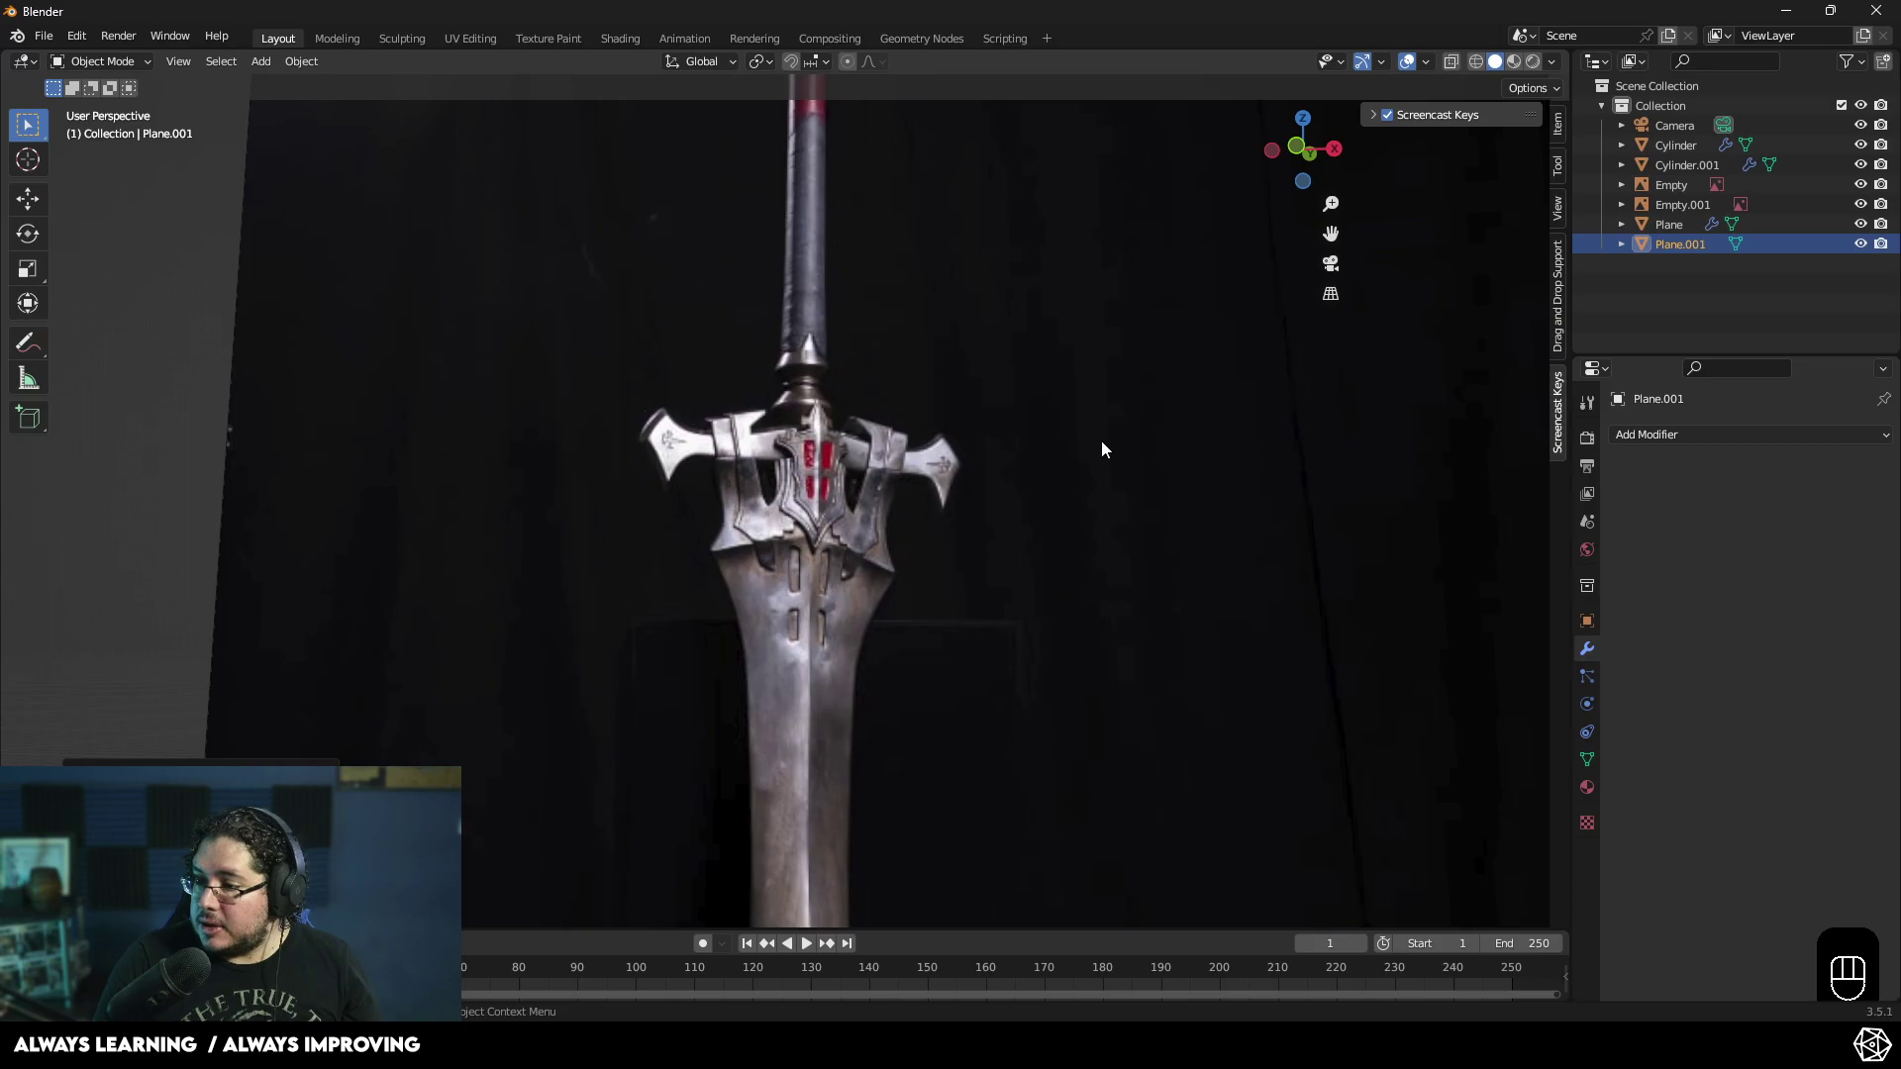
key(KP_1)
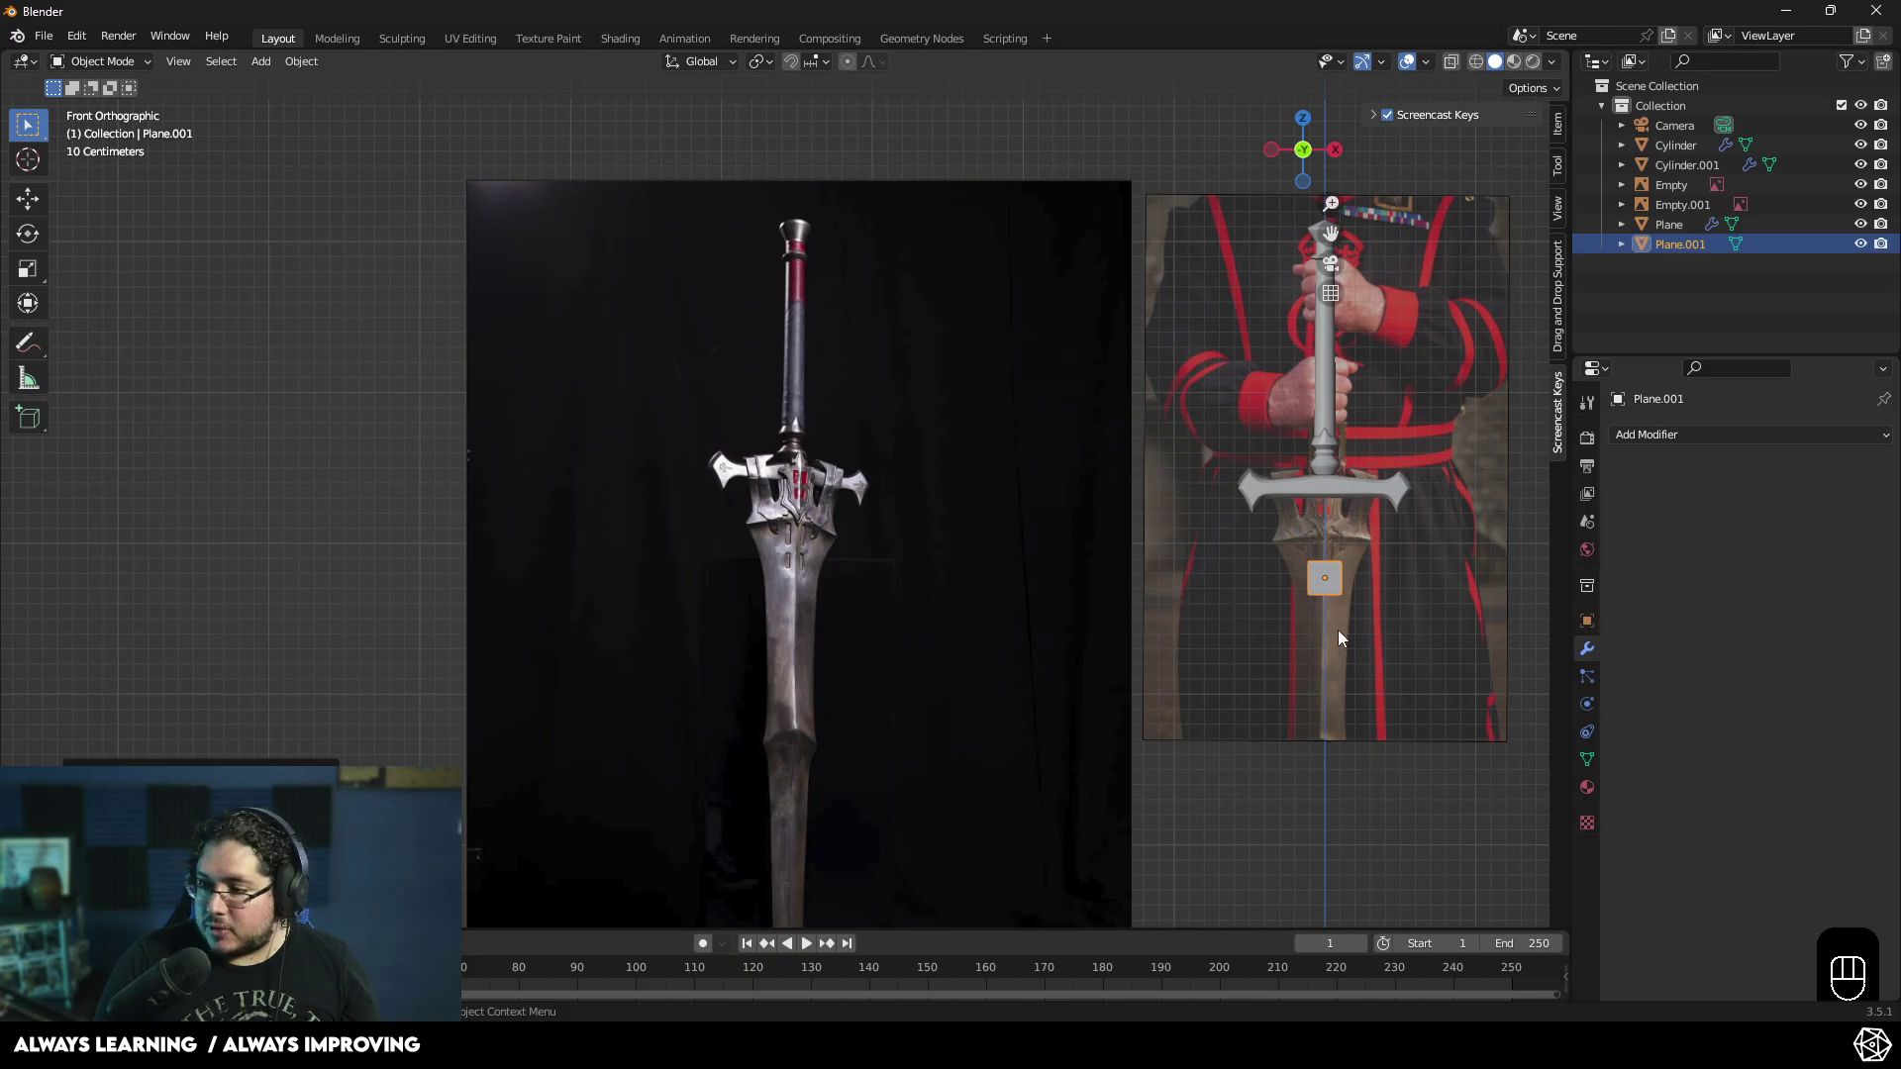
- Zoom the front view in closely on the small square plane just below the guard
drag(1342, 643, 1235, 651)
key(KP_1)
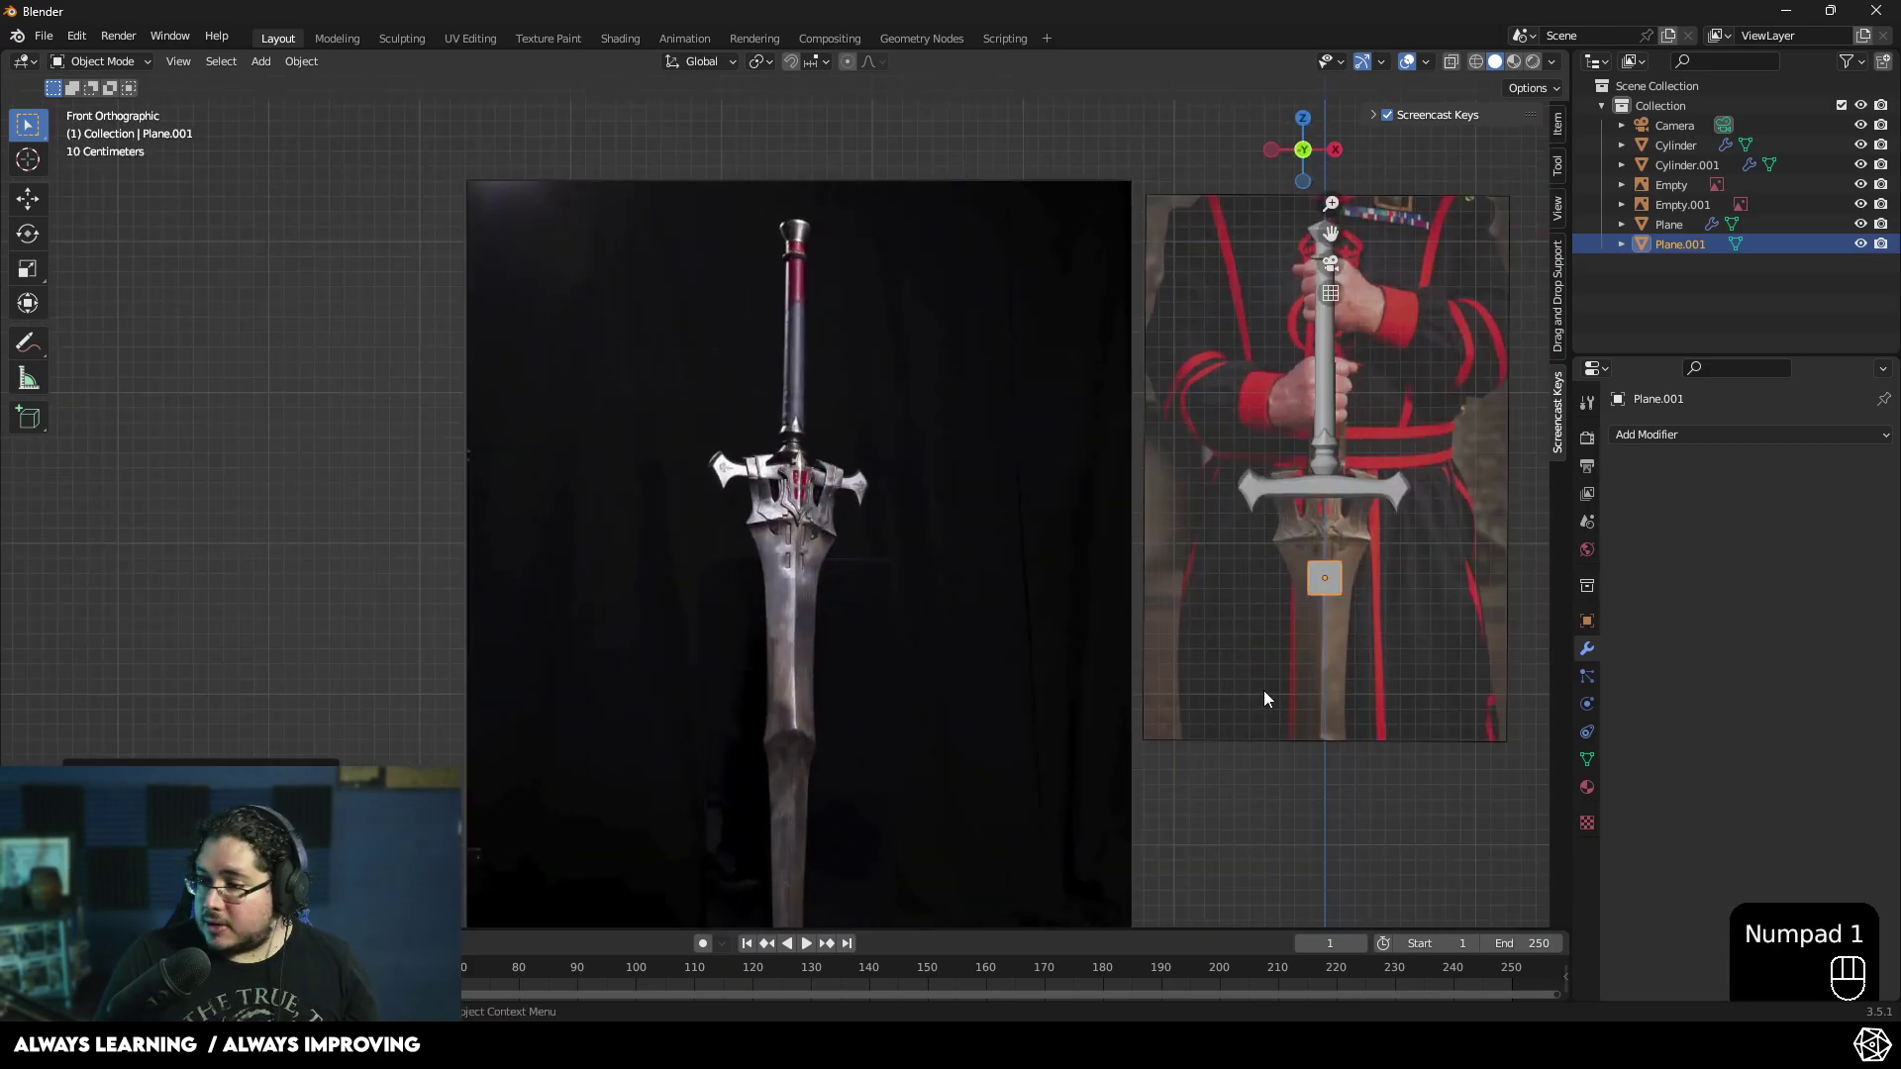
drag(1093, 665, 991, 629)
drag(1029, 568, 855, 571)
drag(1018, 581, 972, 590)
drag(1040, 589, 967, 543)
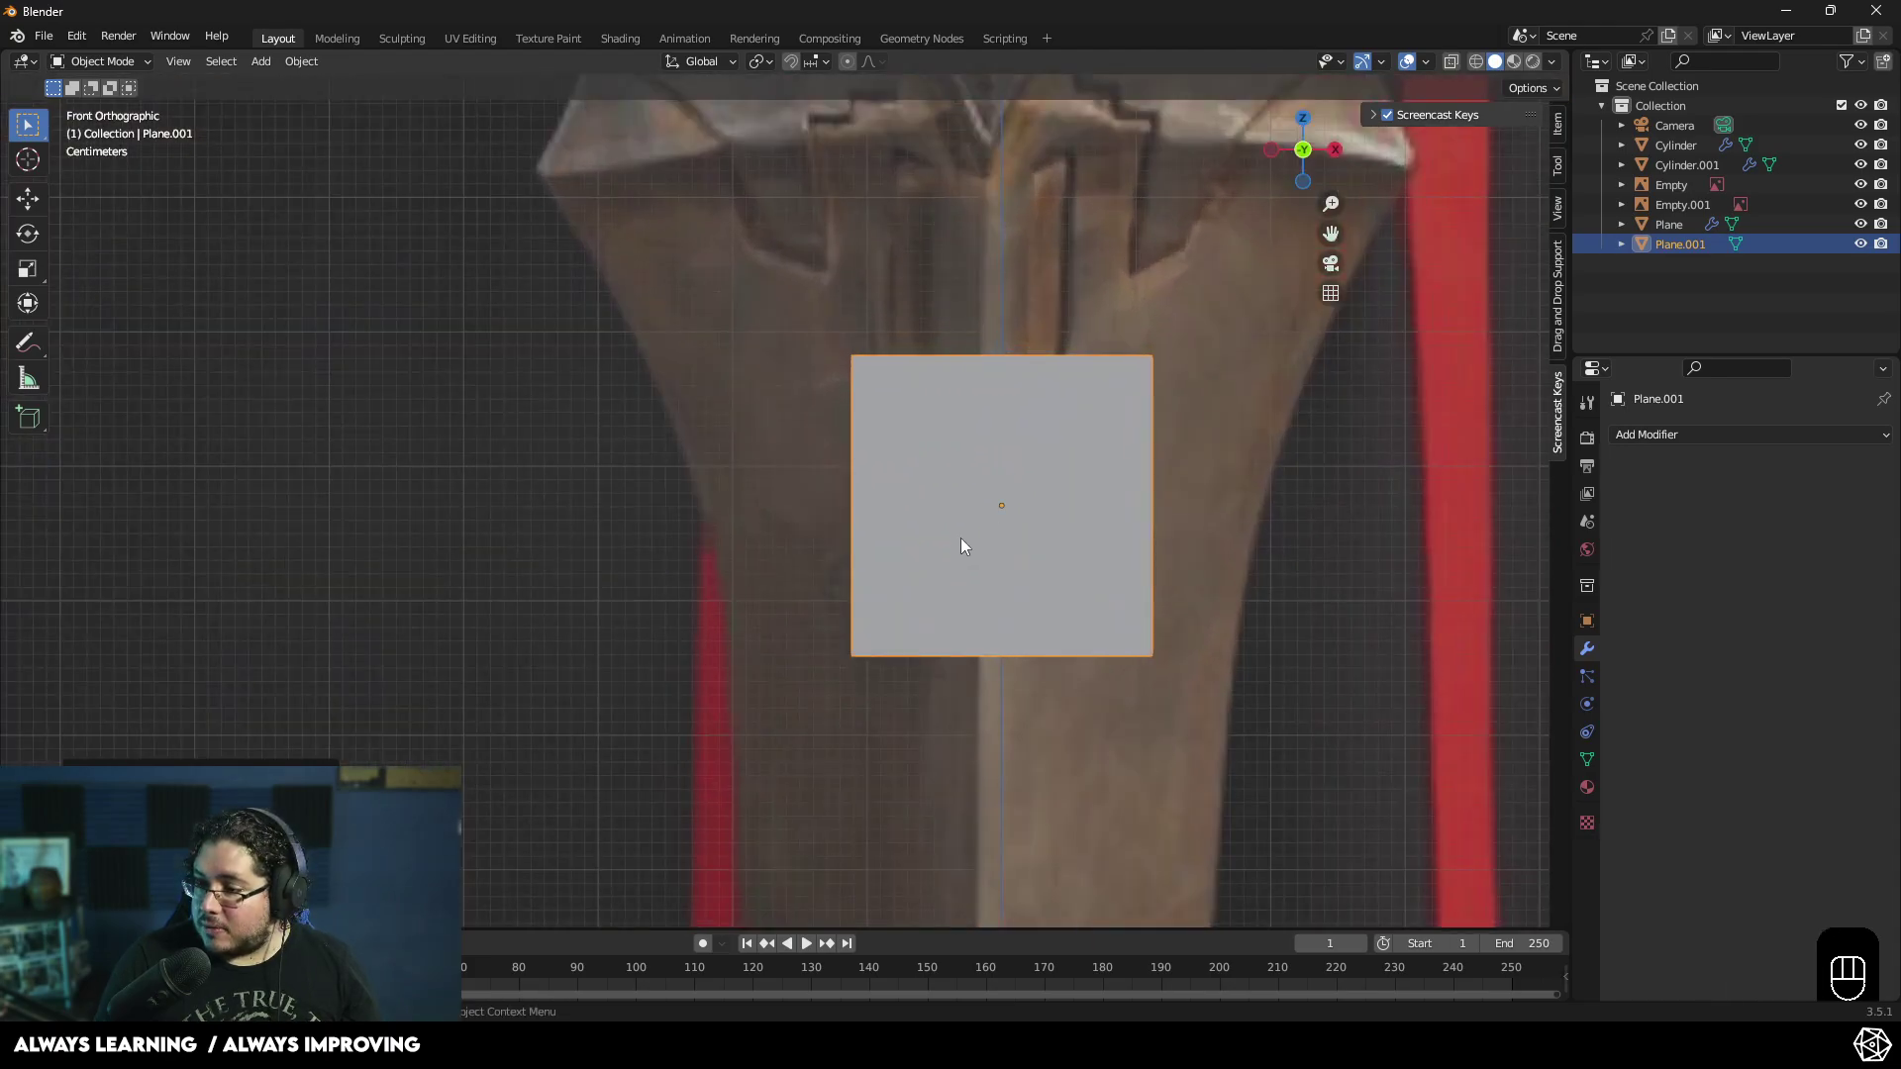
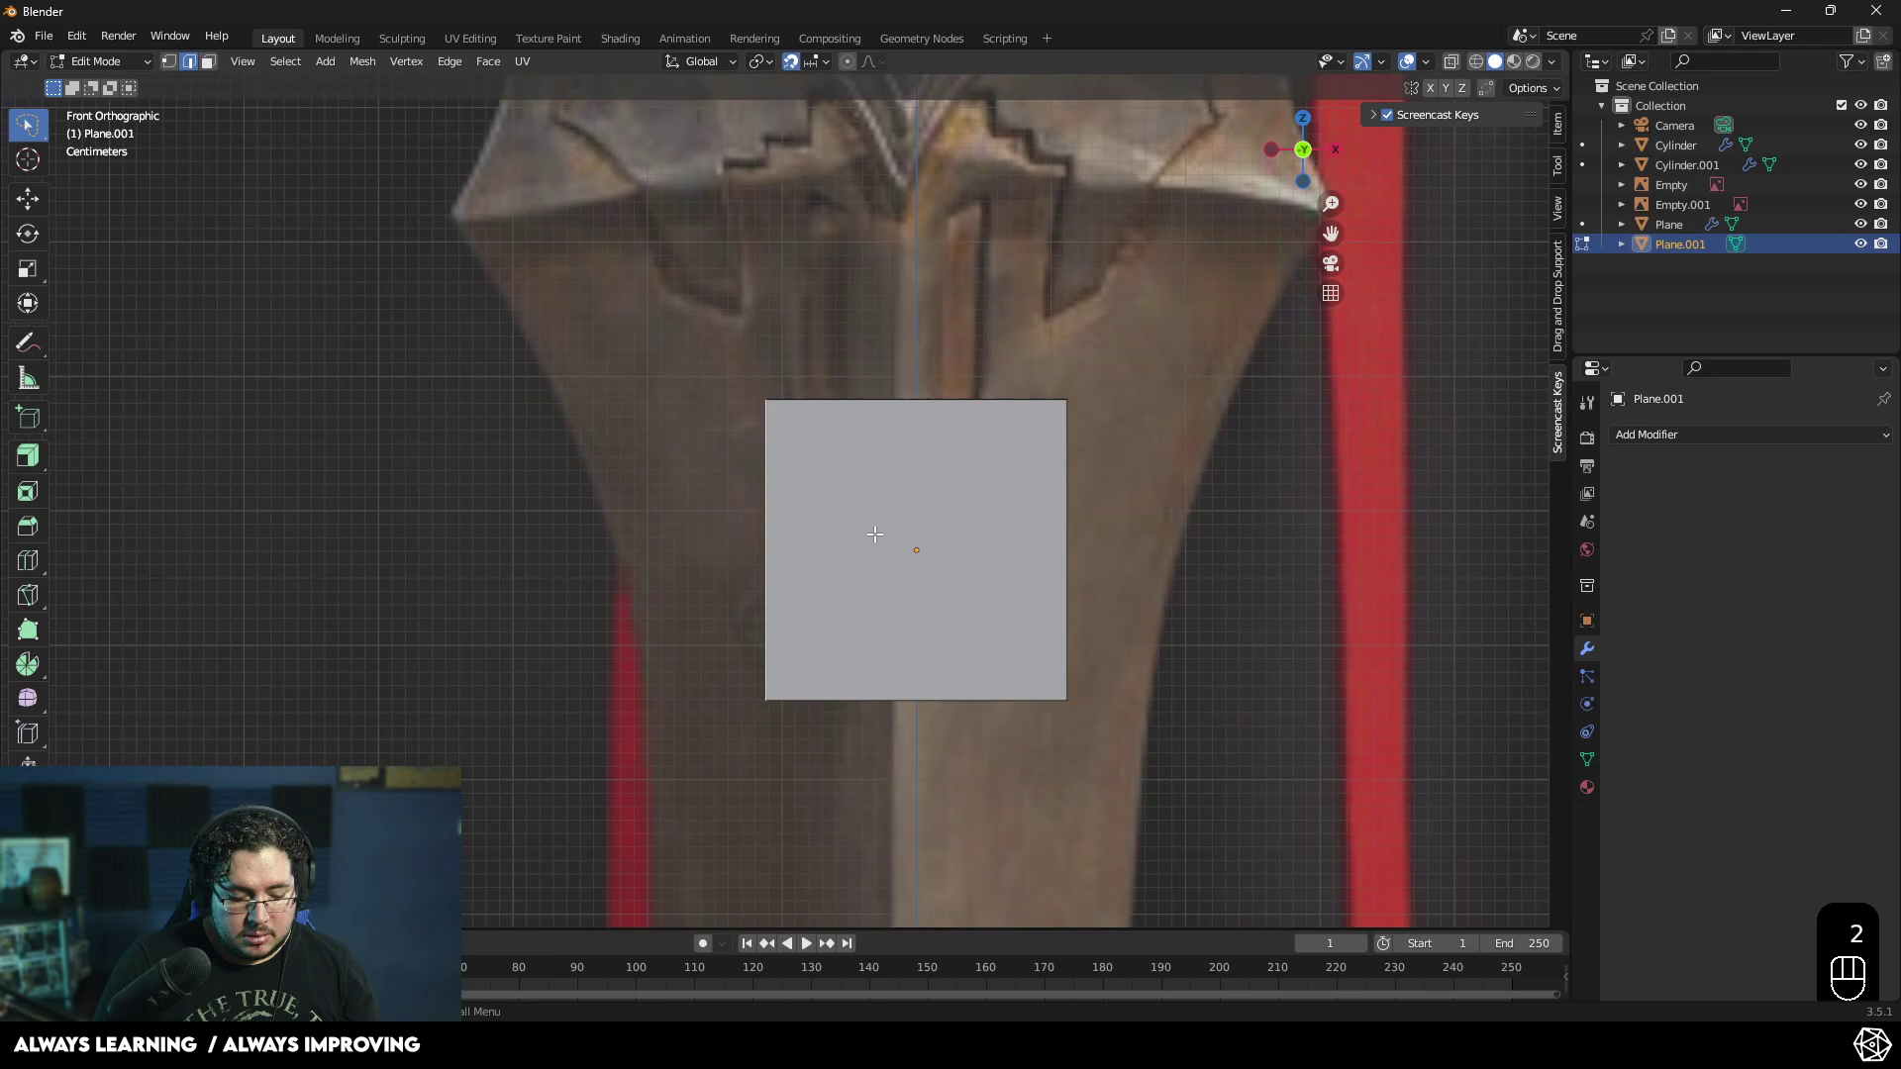
- Narrow the plane along X into a thin strip over the blade and resume editing its mesh
key(g)
key(x)
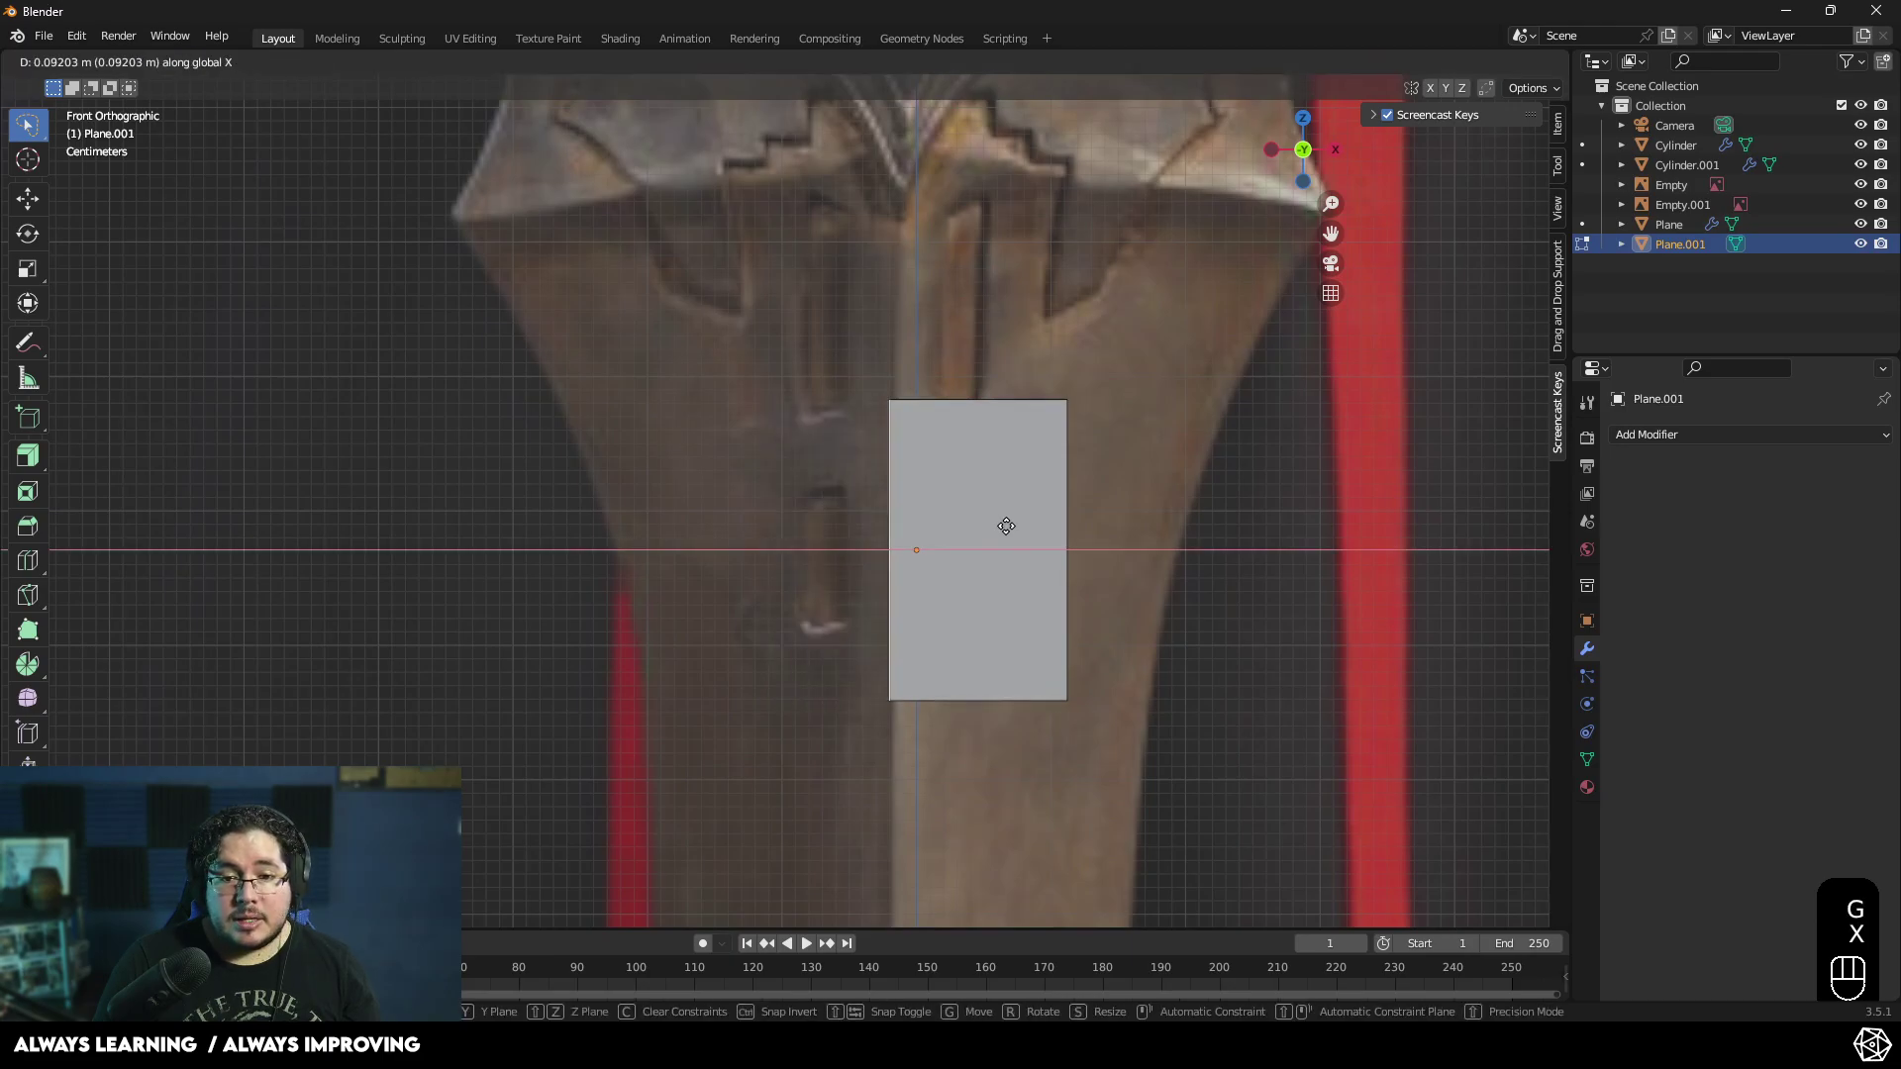
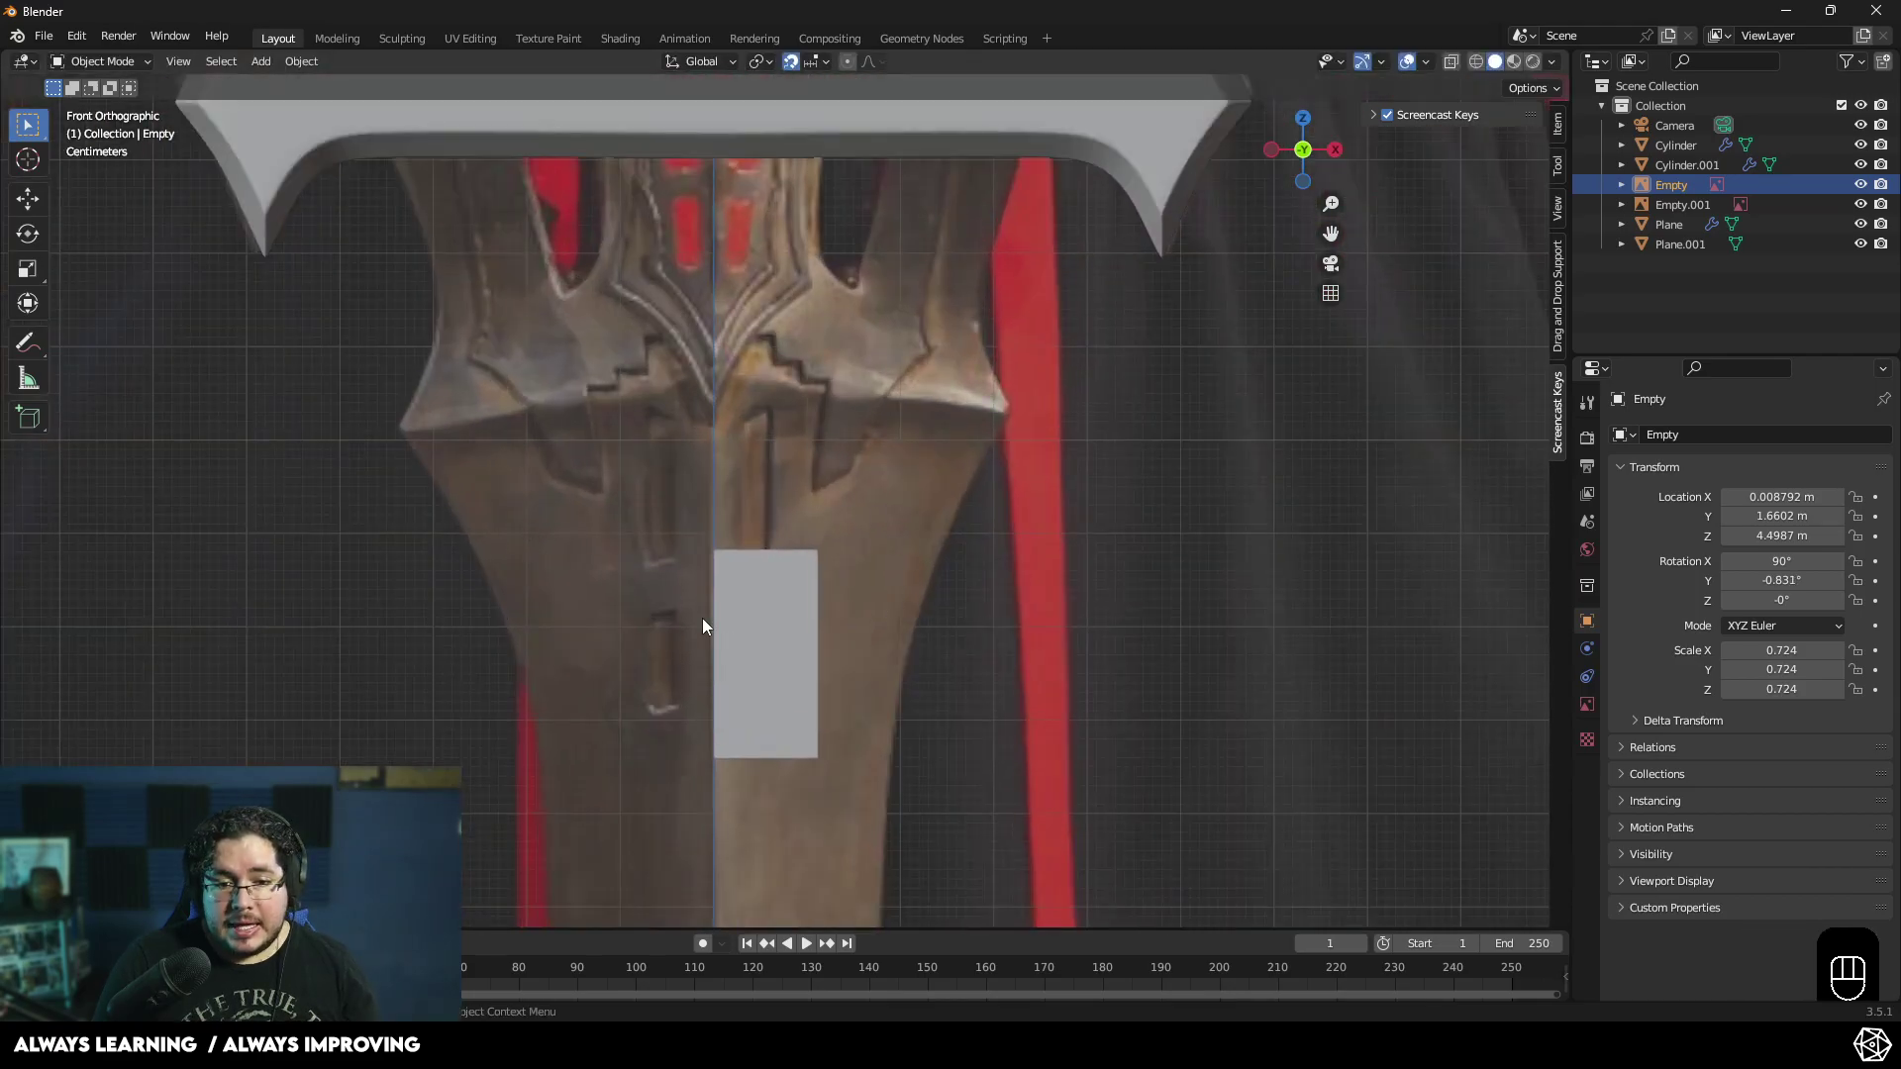
key(Tab)
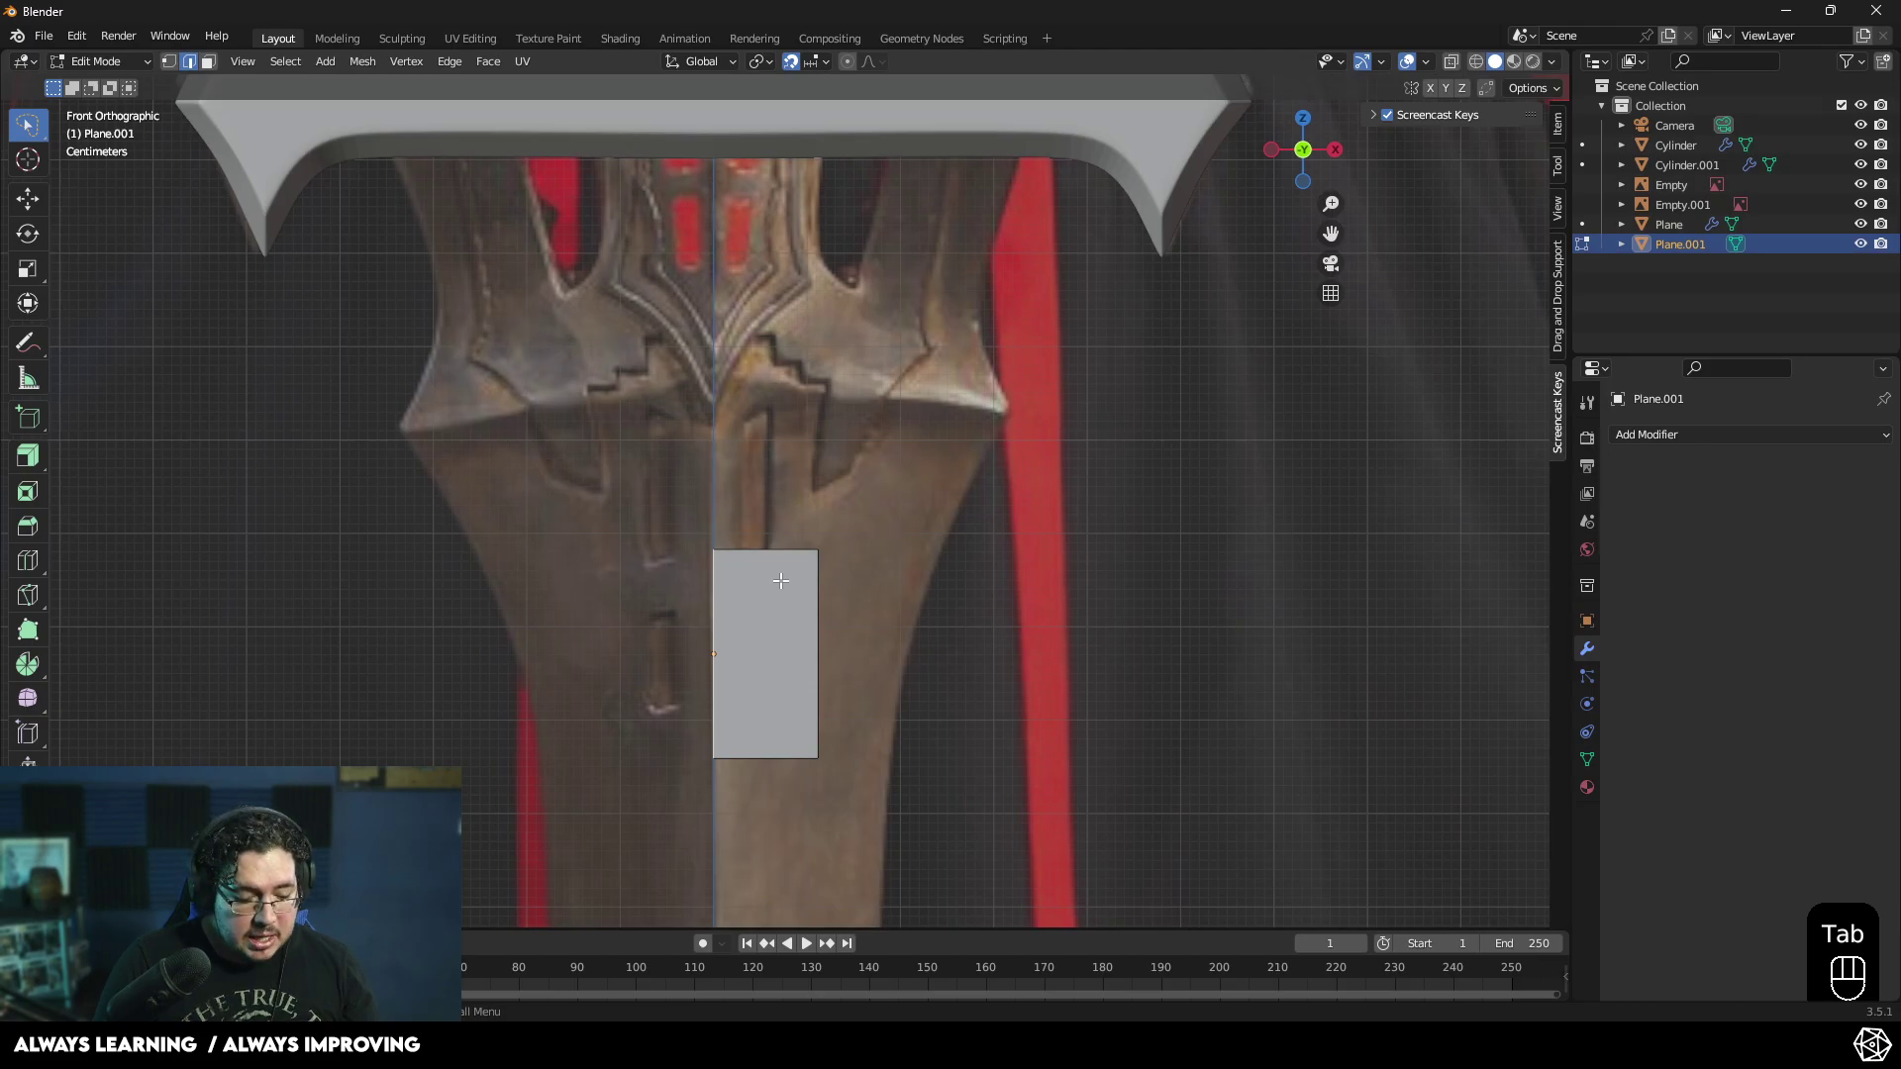
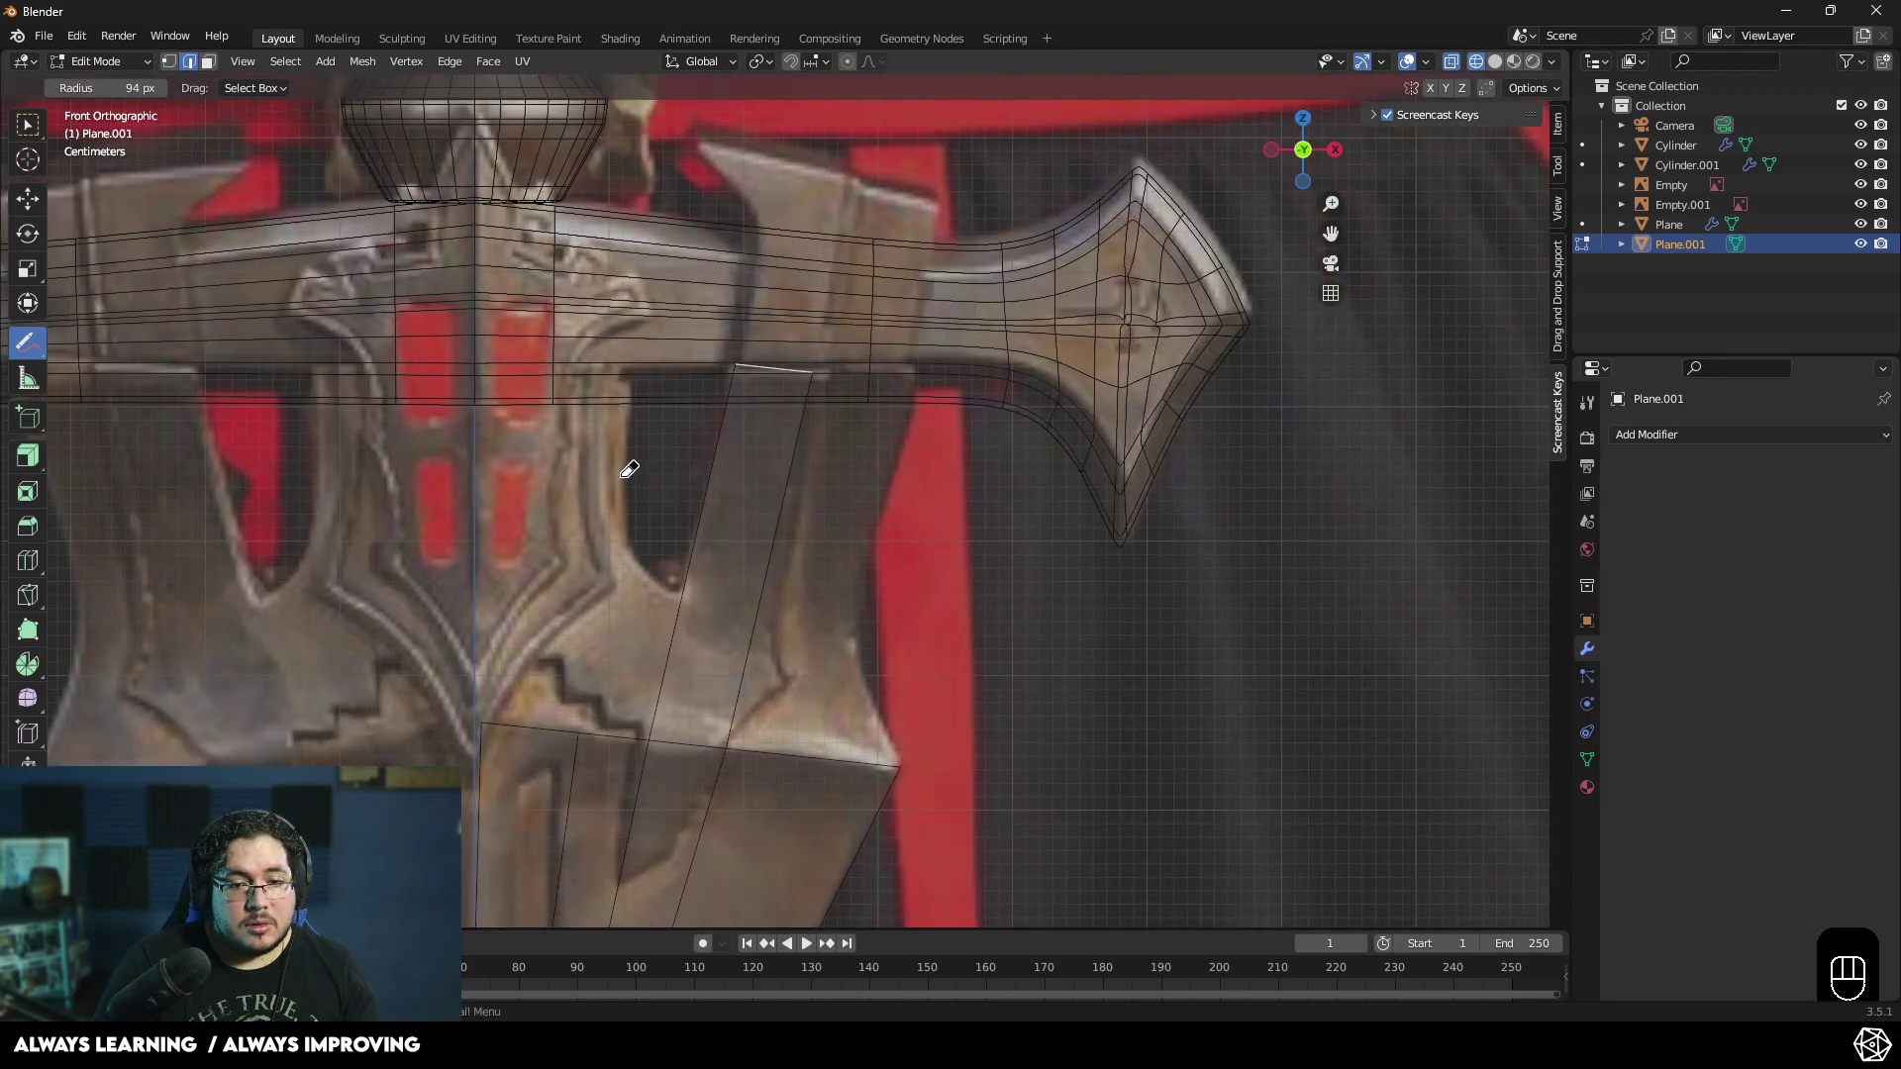
- In edge select mode, extrude the strip's top edge up under the crossguard's curved arm
key(w)
key(2)
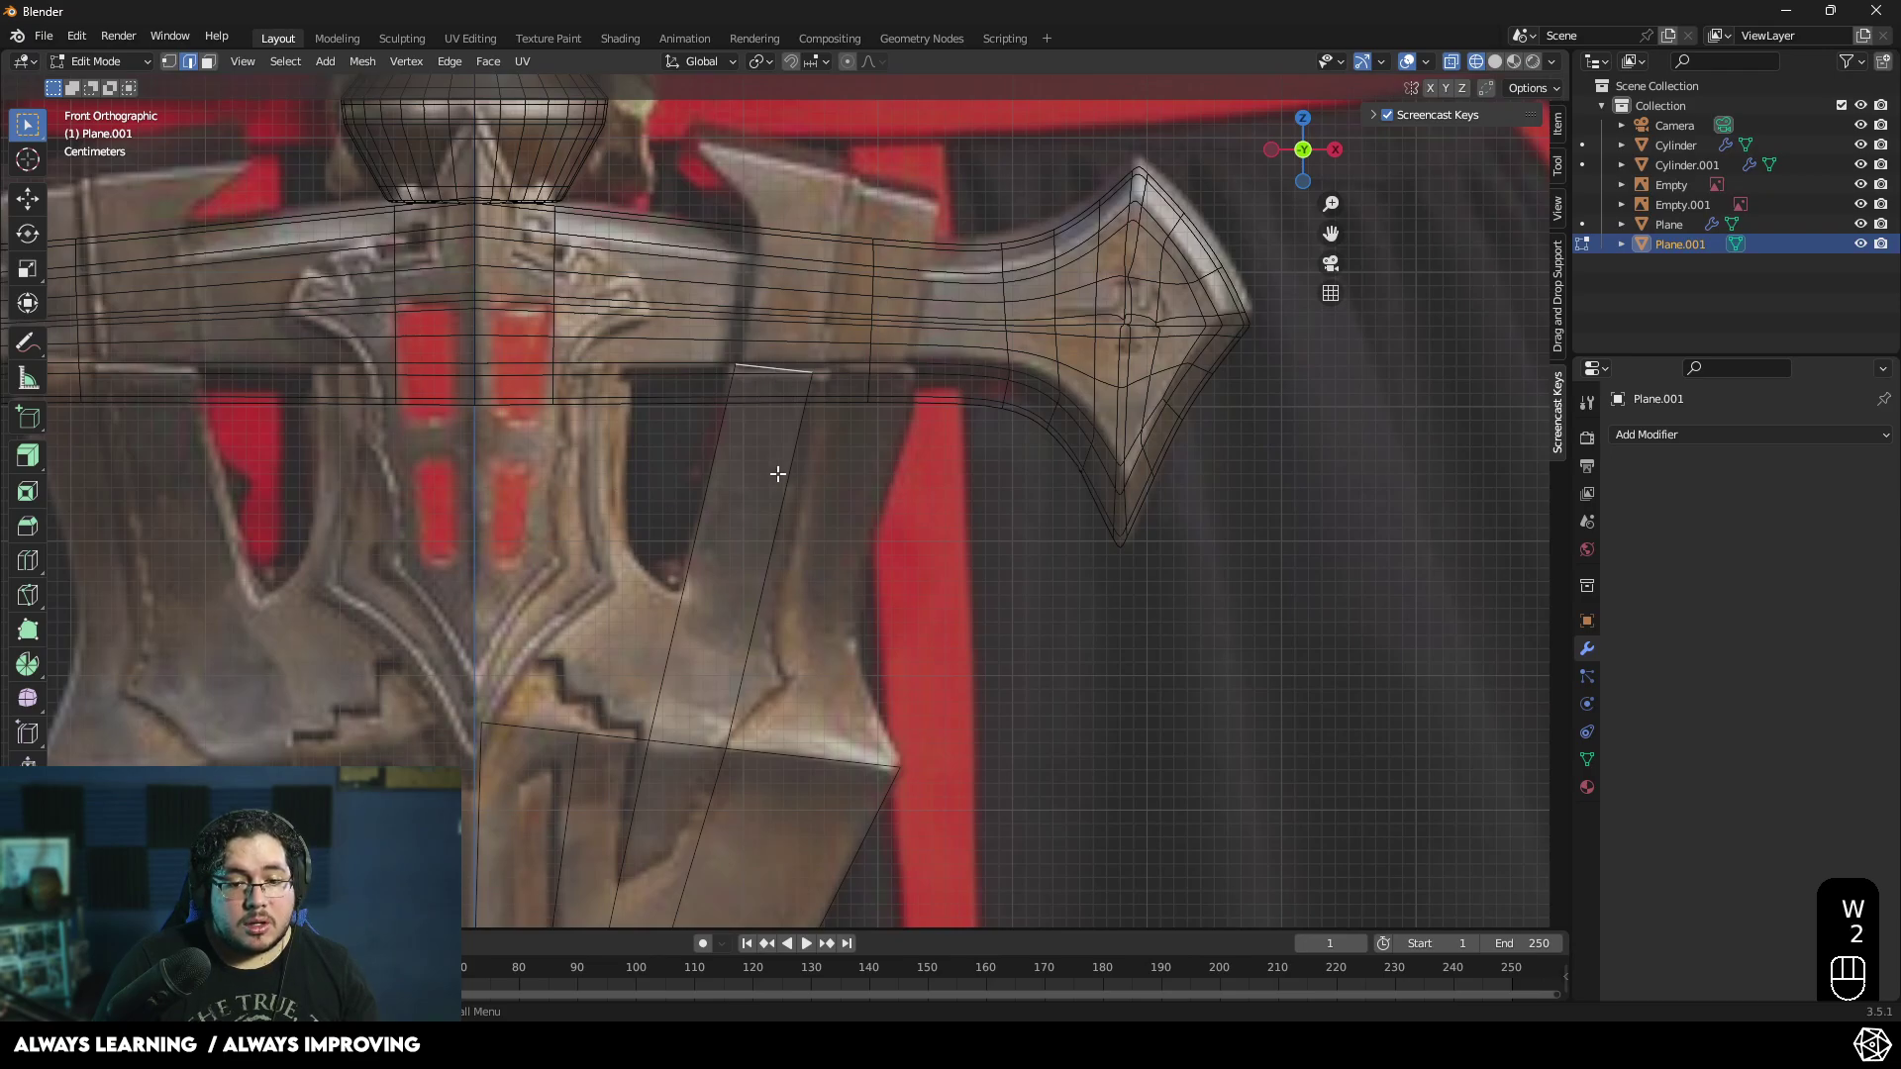
key(e)
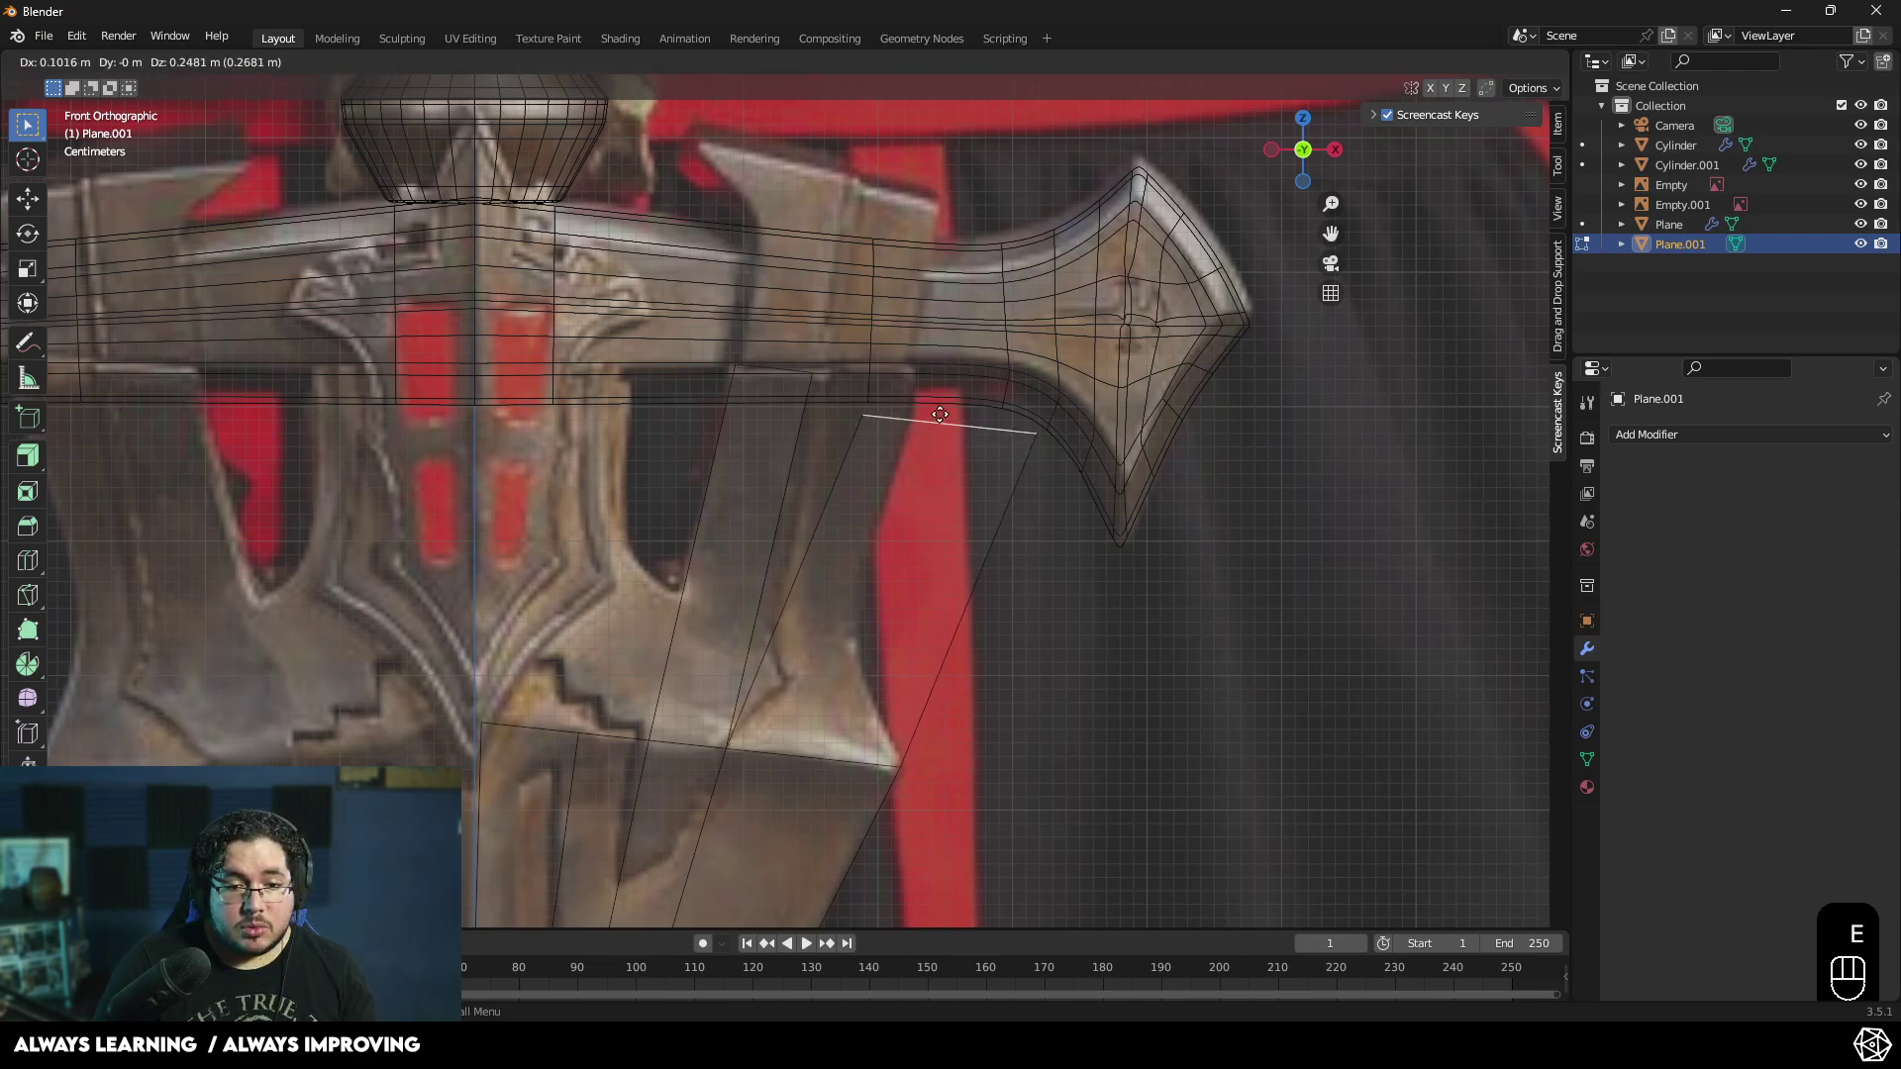
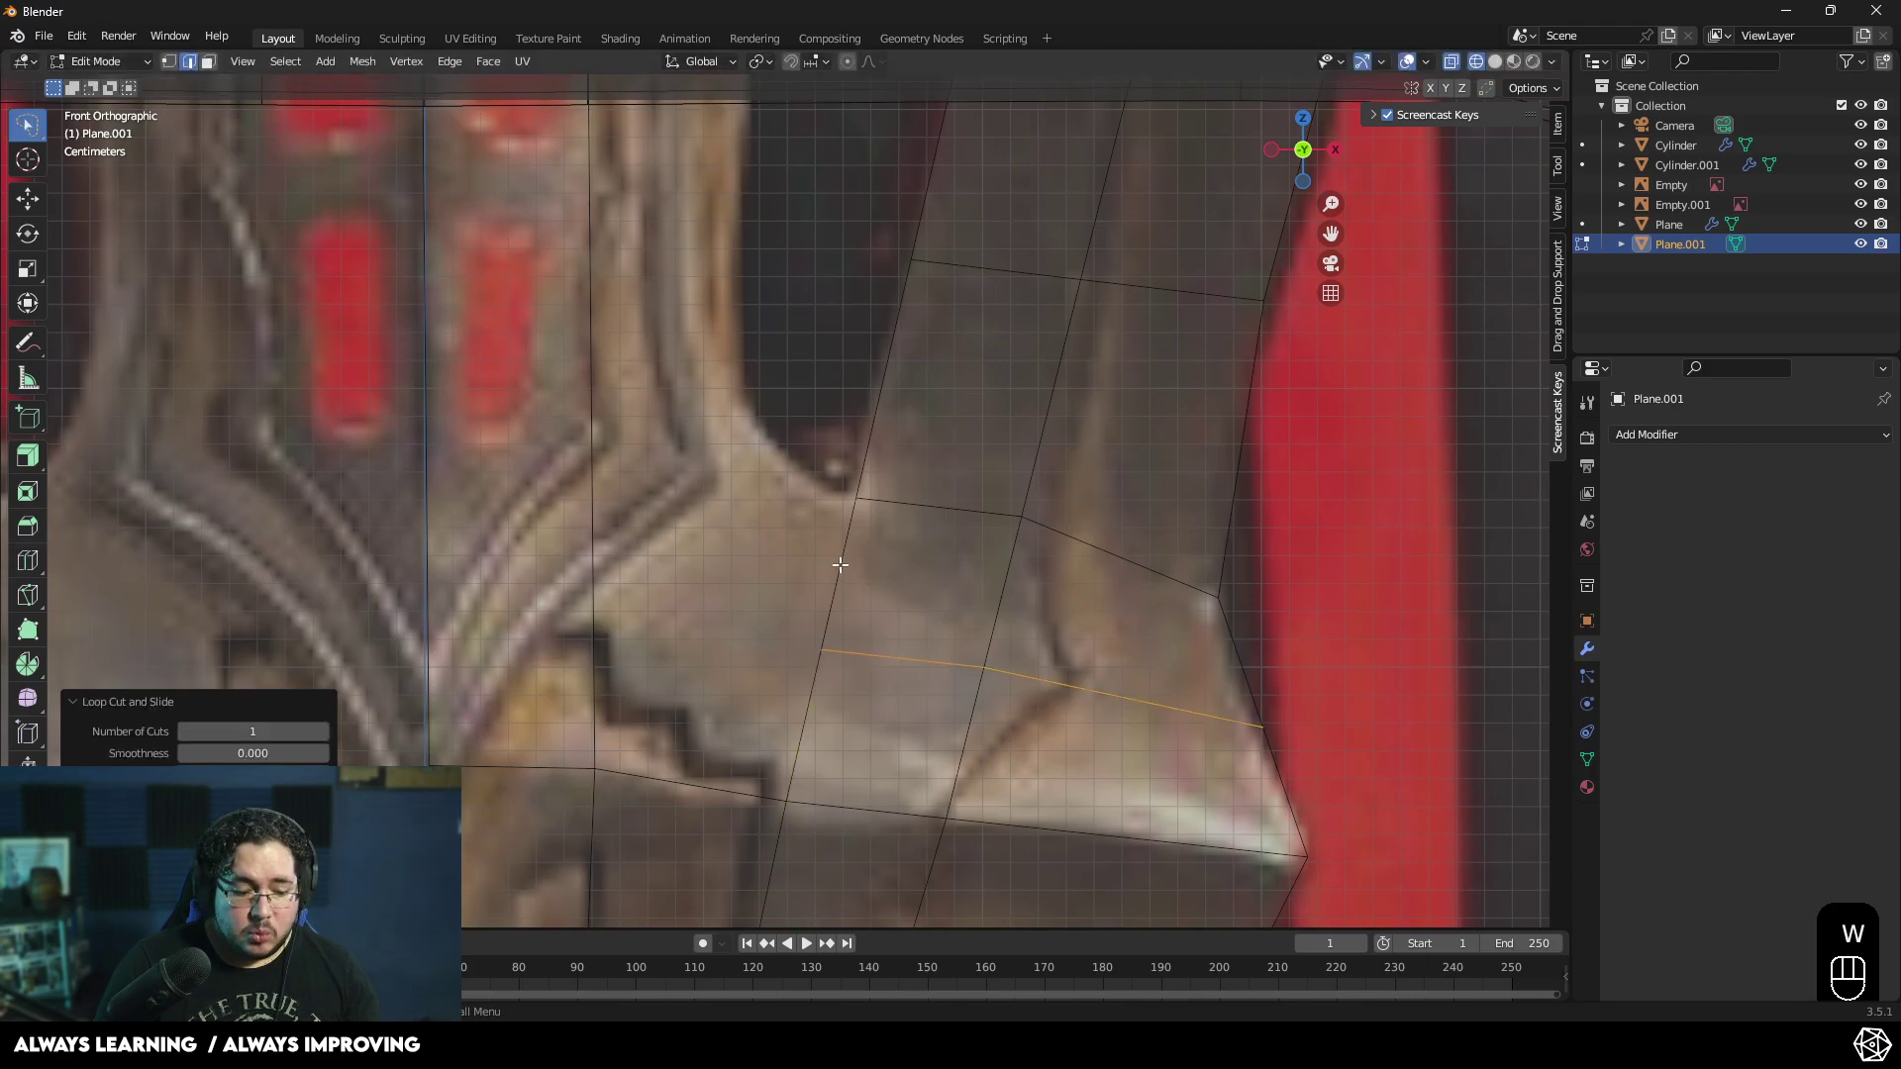
- Extrude another edge along the crossguard's inner curve
key(e)
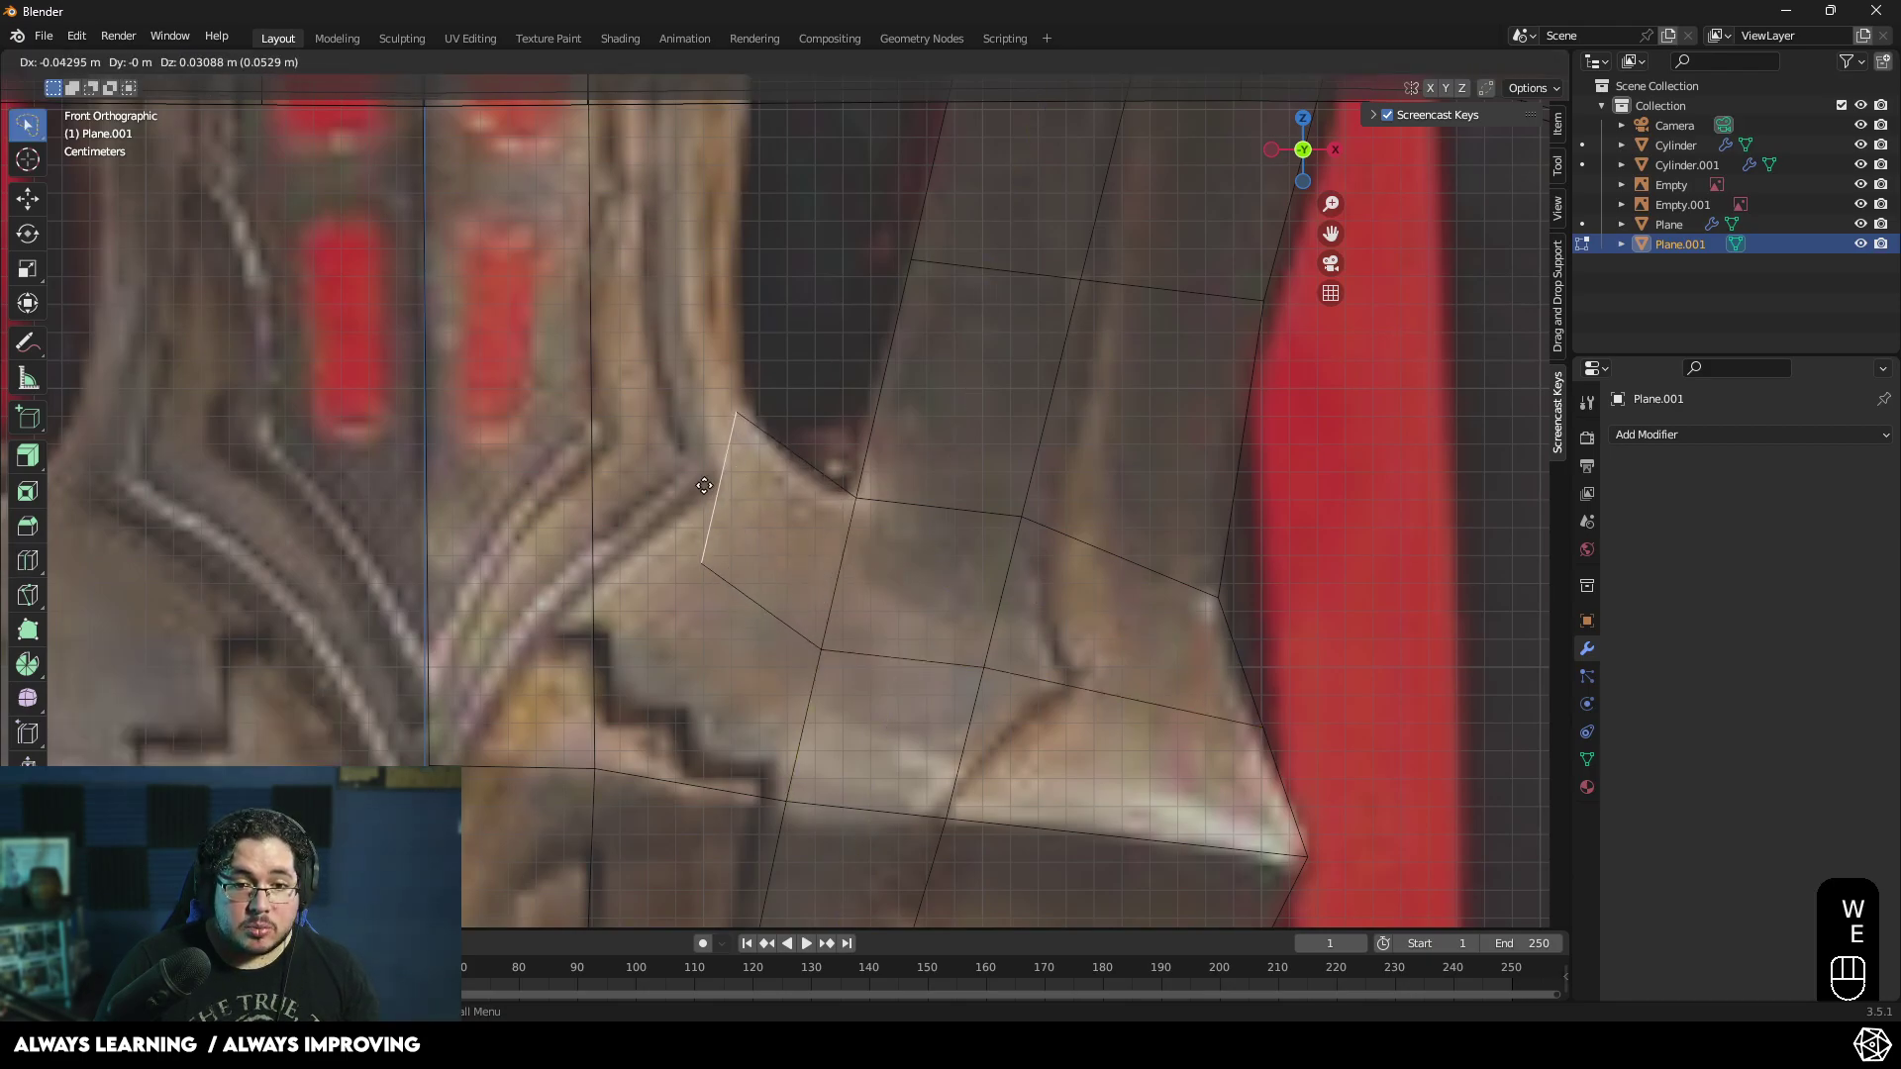
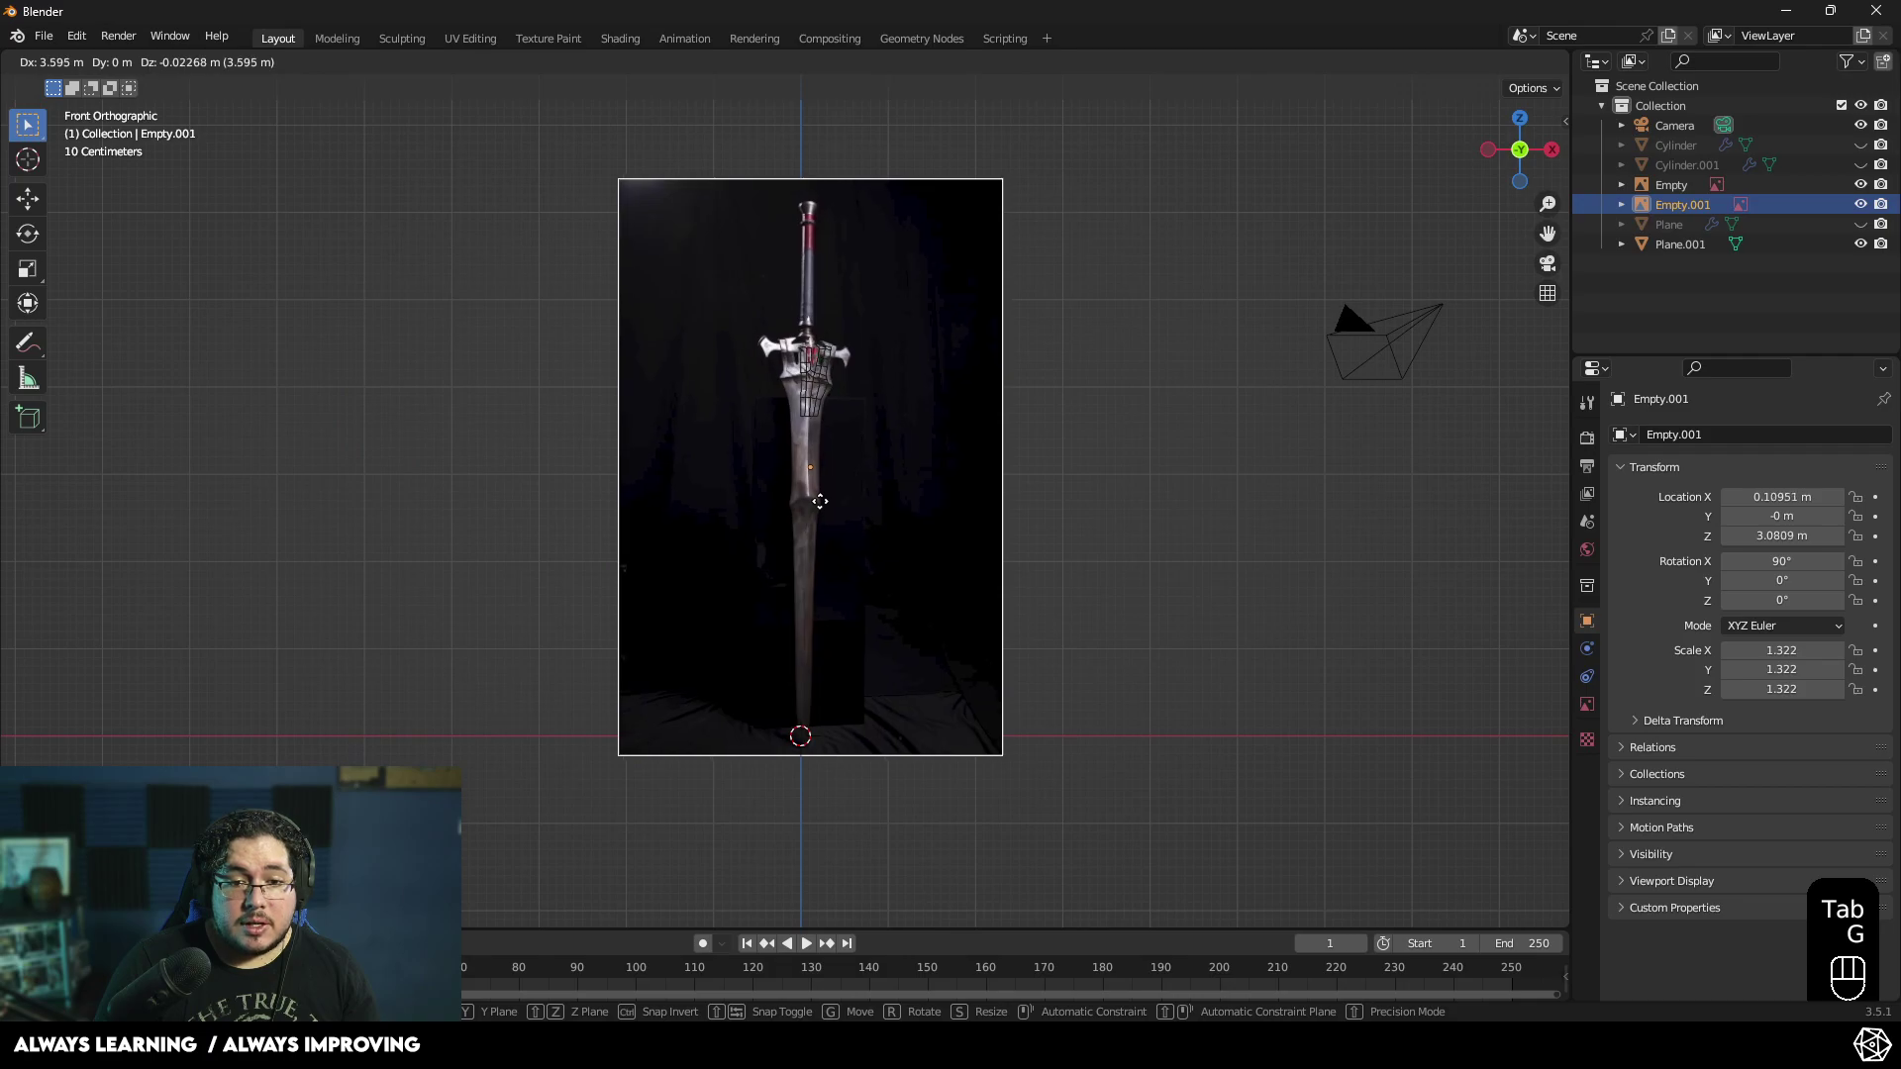
- Move the dark sword reference image back along Y behind the blade mesh
click(831, 508)
drag(952, 642, 1048, 683)
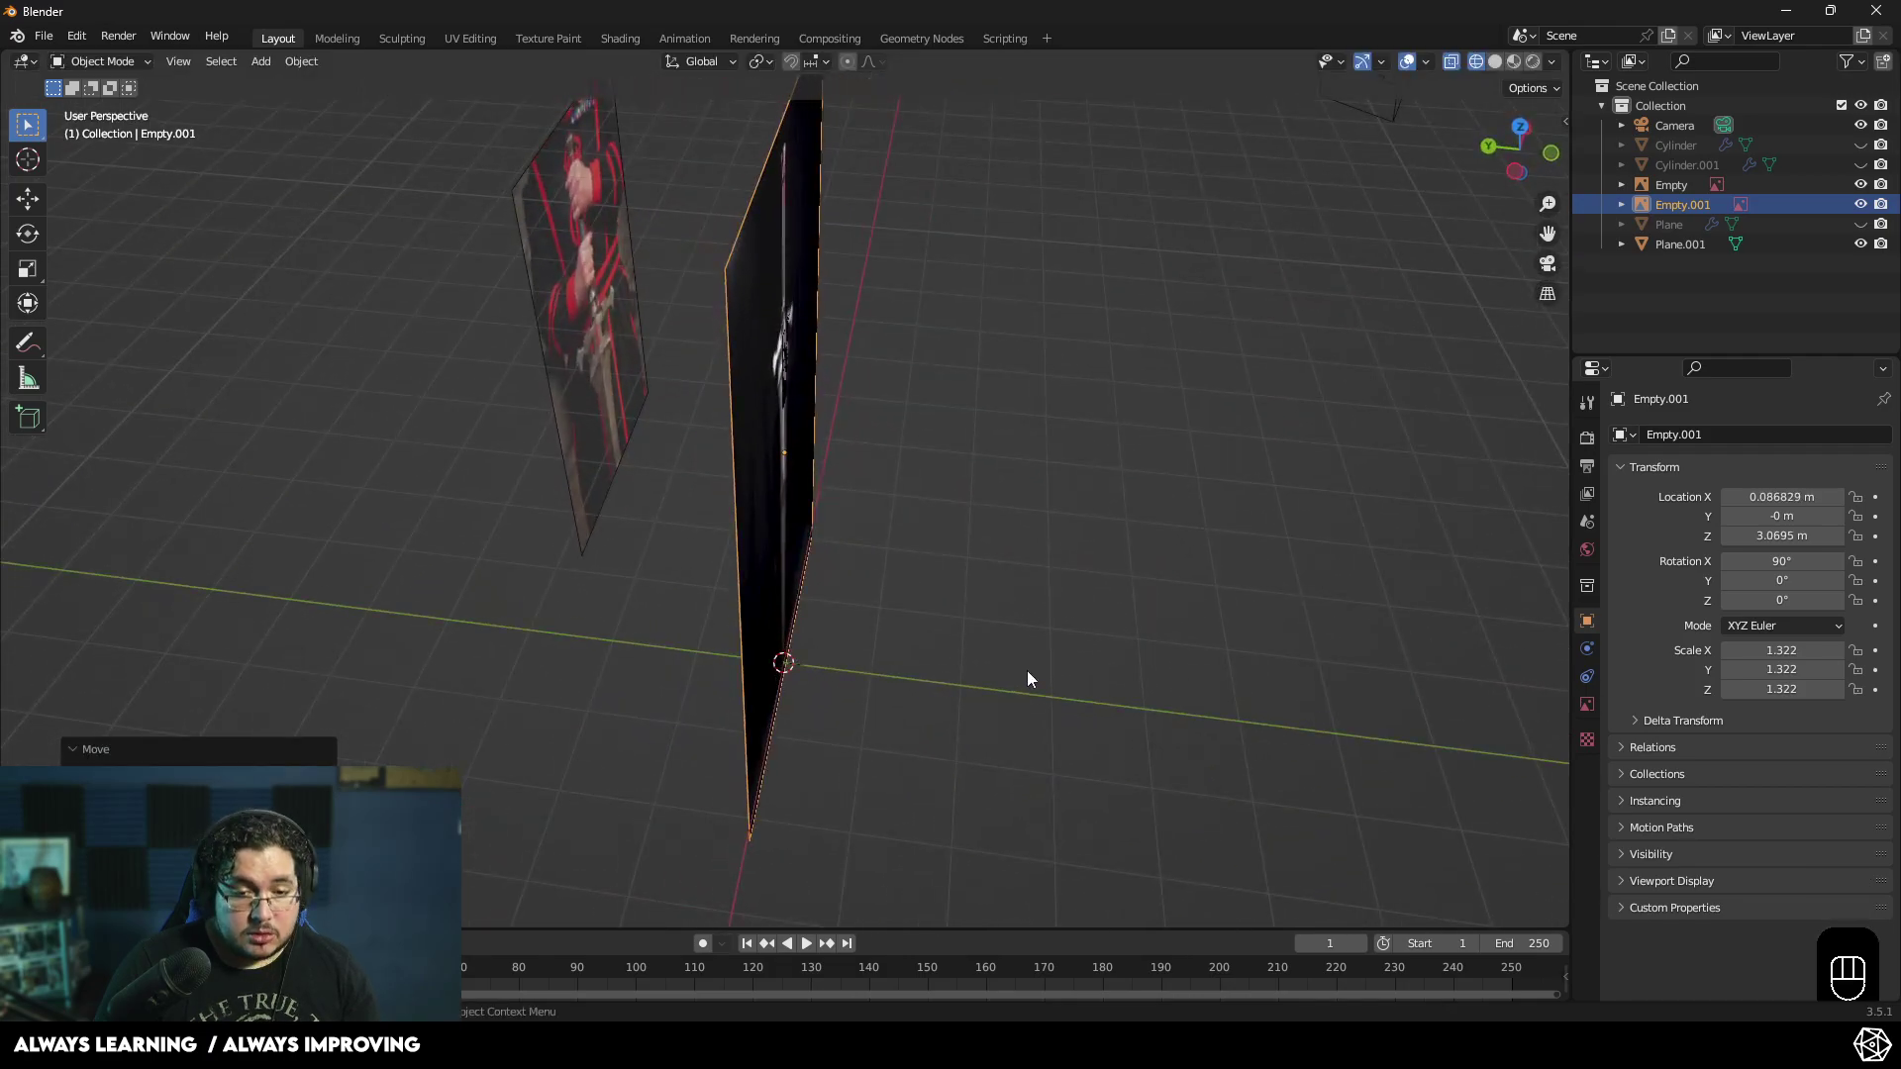
key(y)
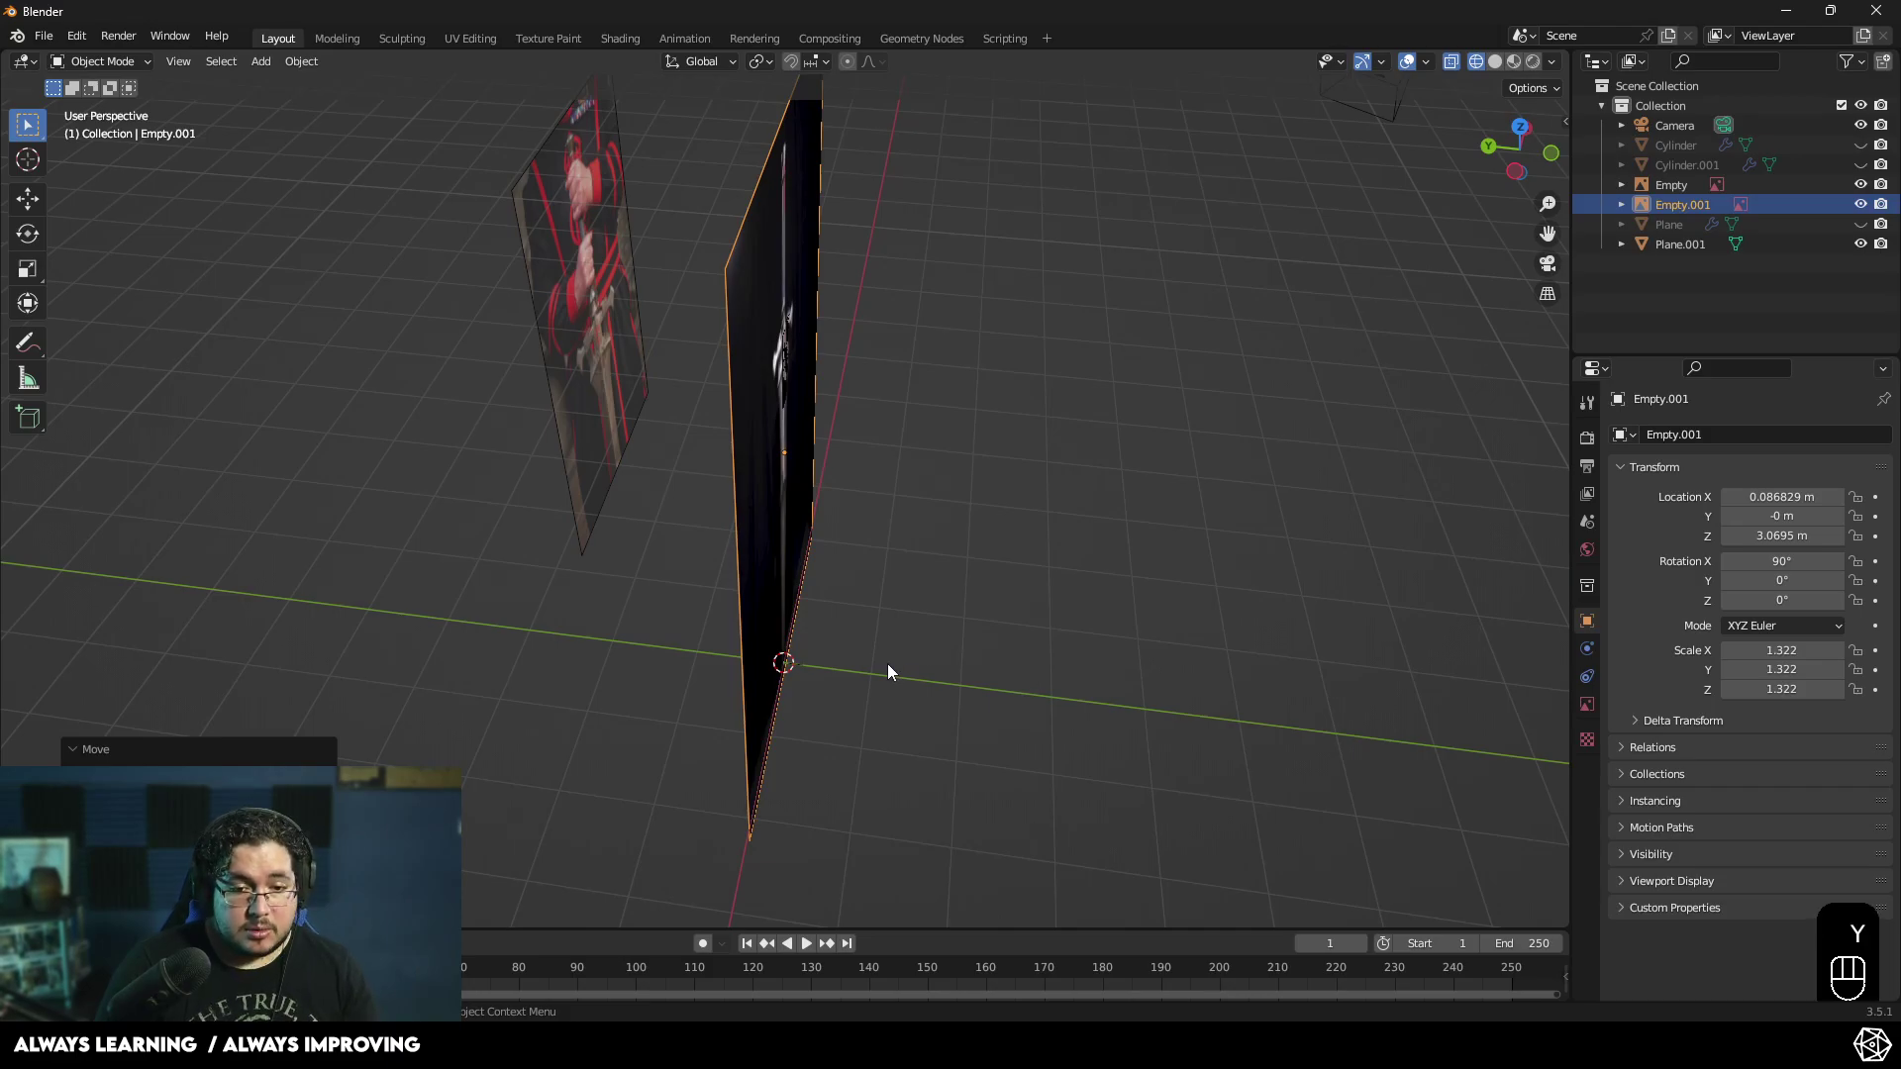
key(g)
click(665, 597)
key(KP_1)
- From the front view, enter Edit Mode on the blade strip and select its bottom edge
middle_click(903, 445)
middle_click(856, 454)
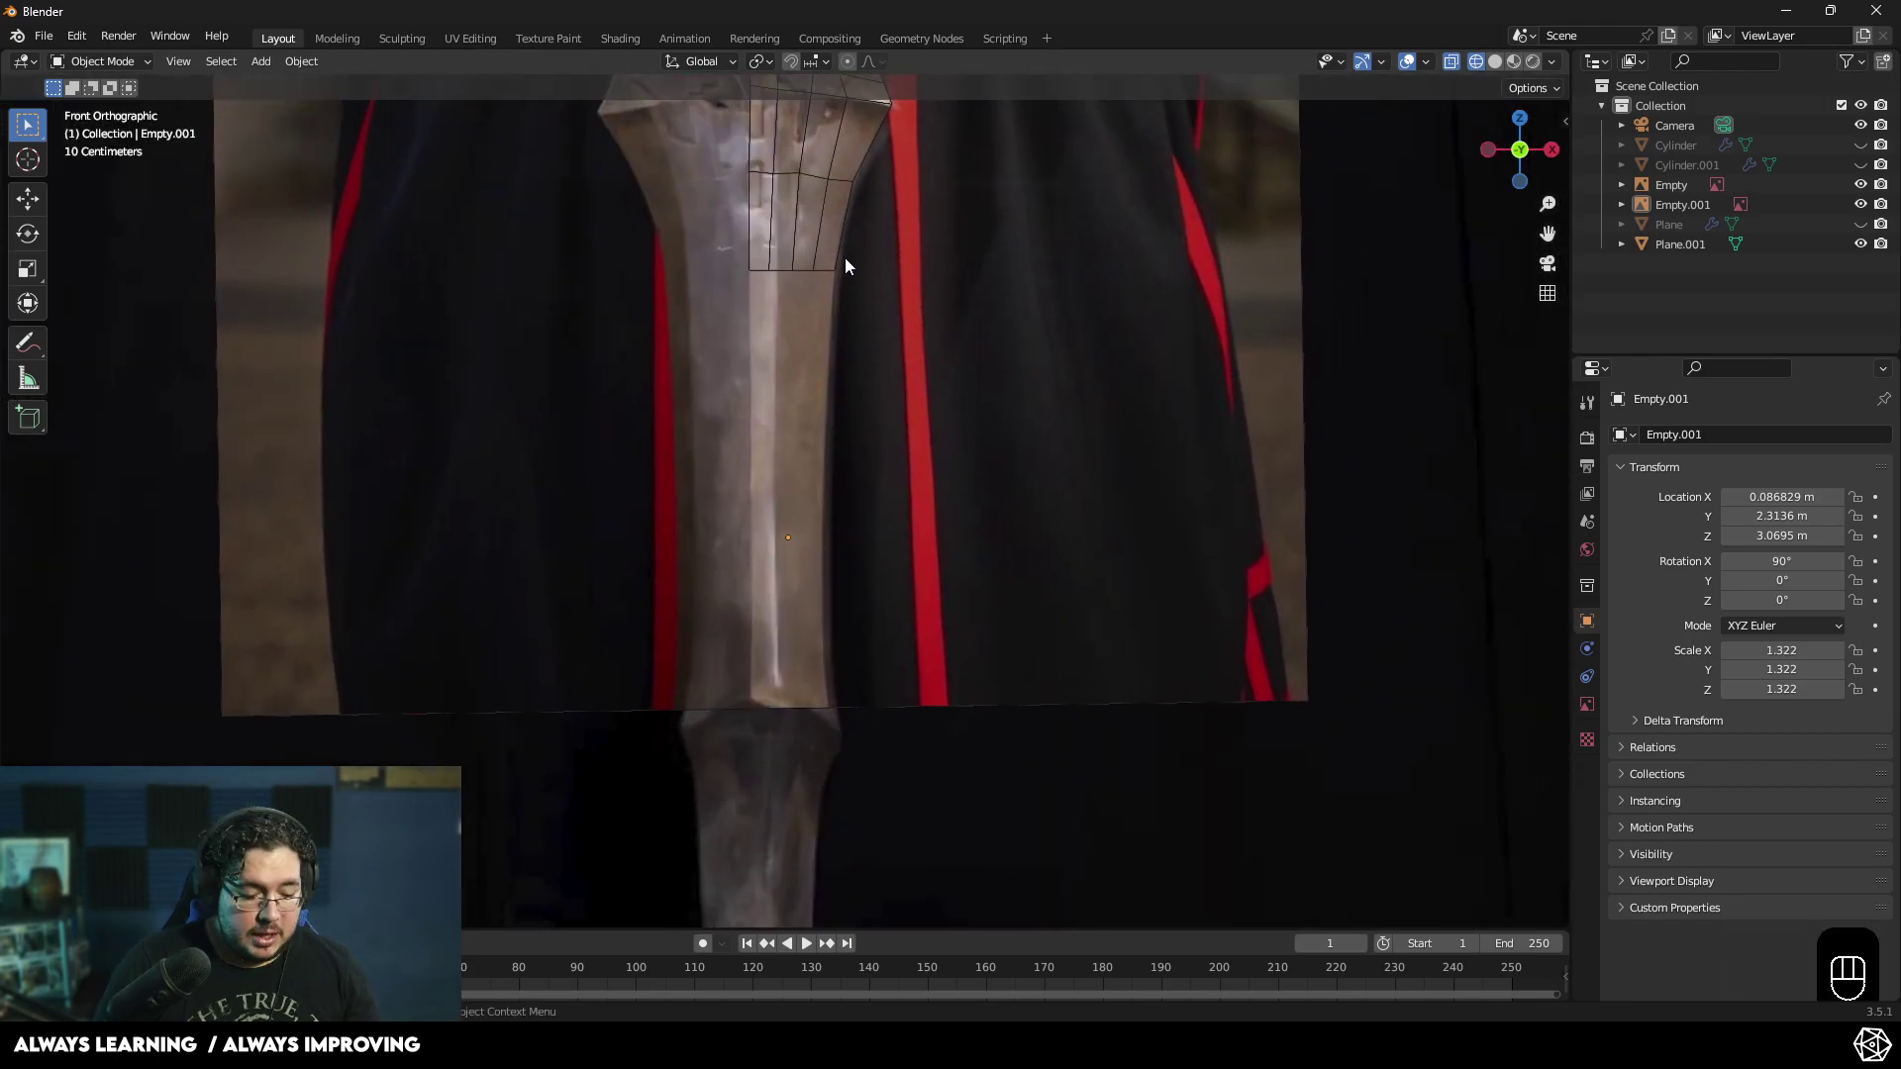
key(Tab)
key(1)
drag(855, 235, 657, 363)
key(1)
drag(898, 318, 809, 271)
click(804, 269)
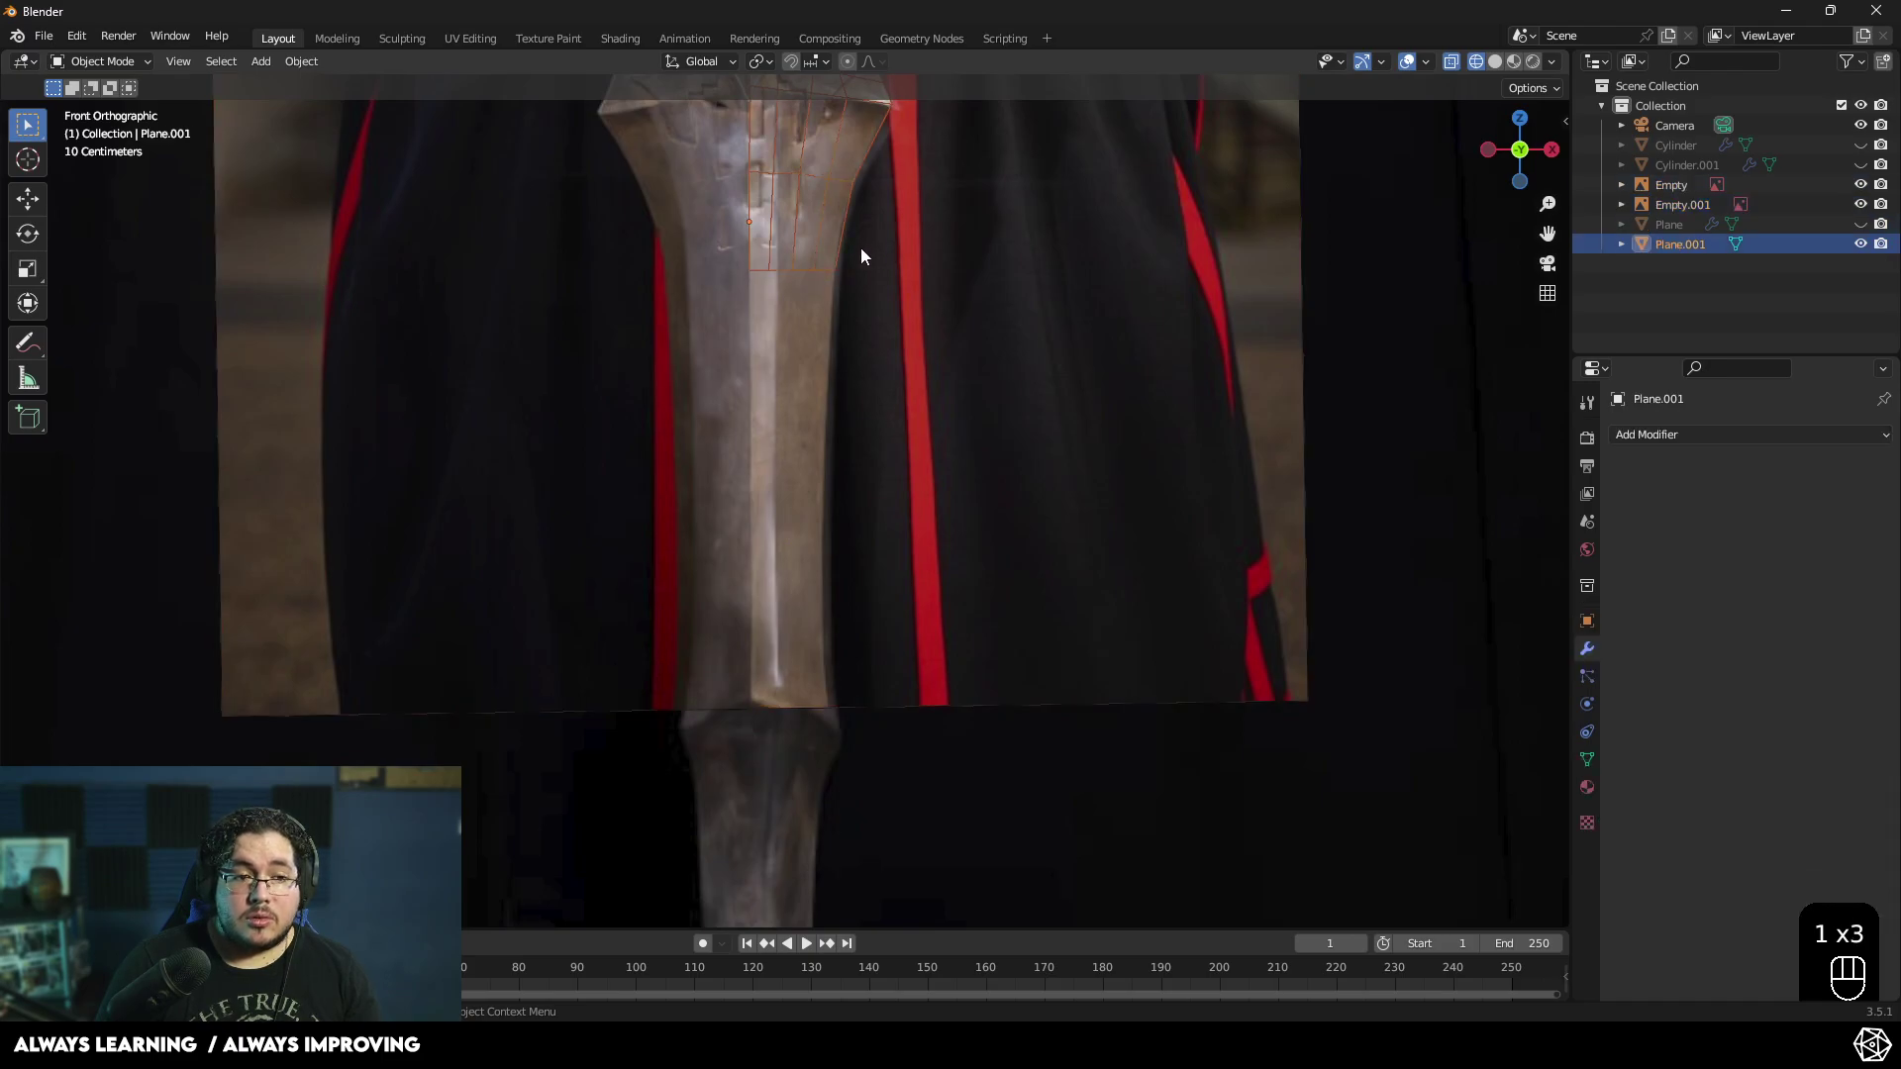
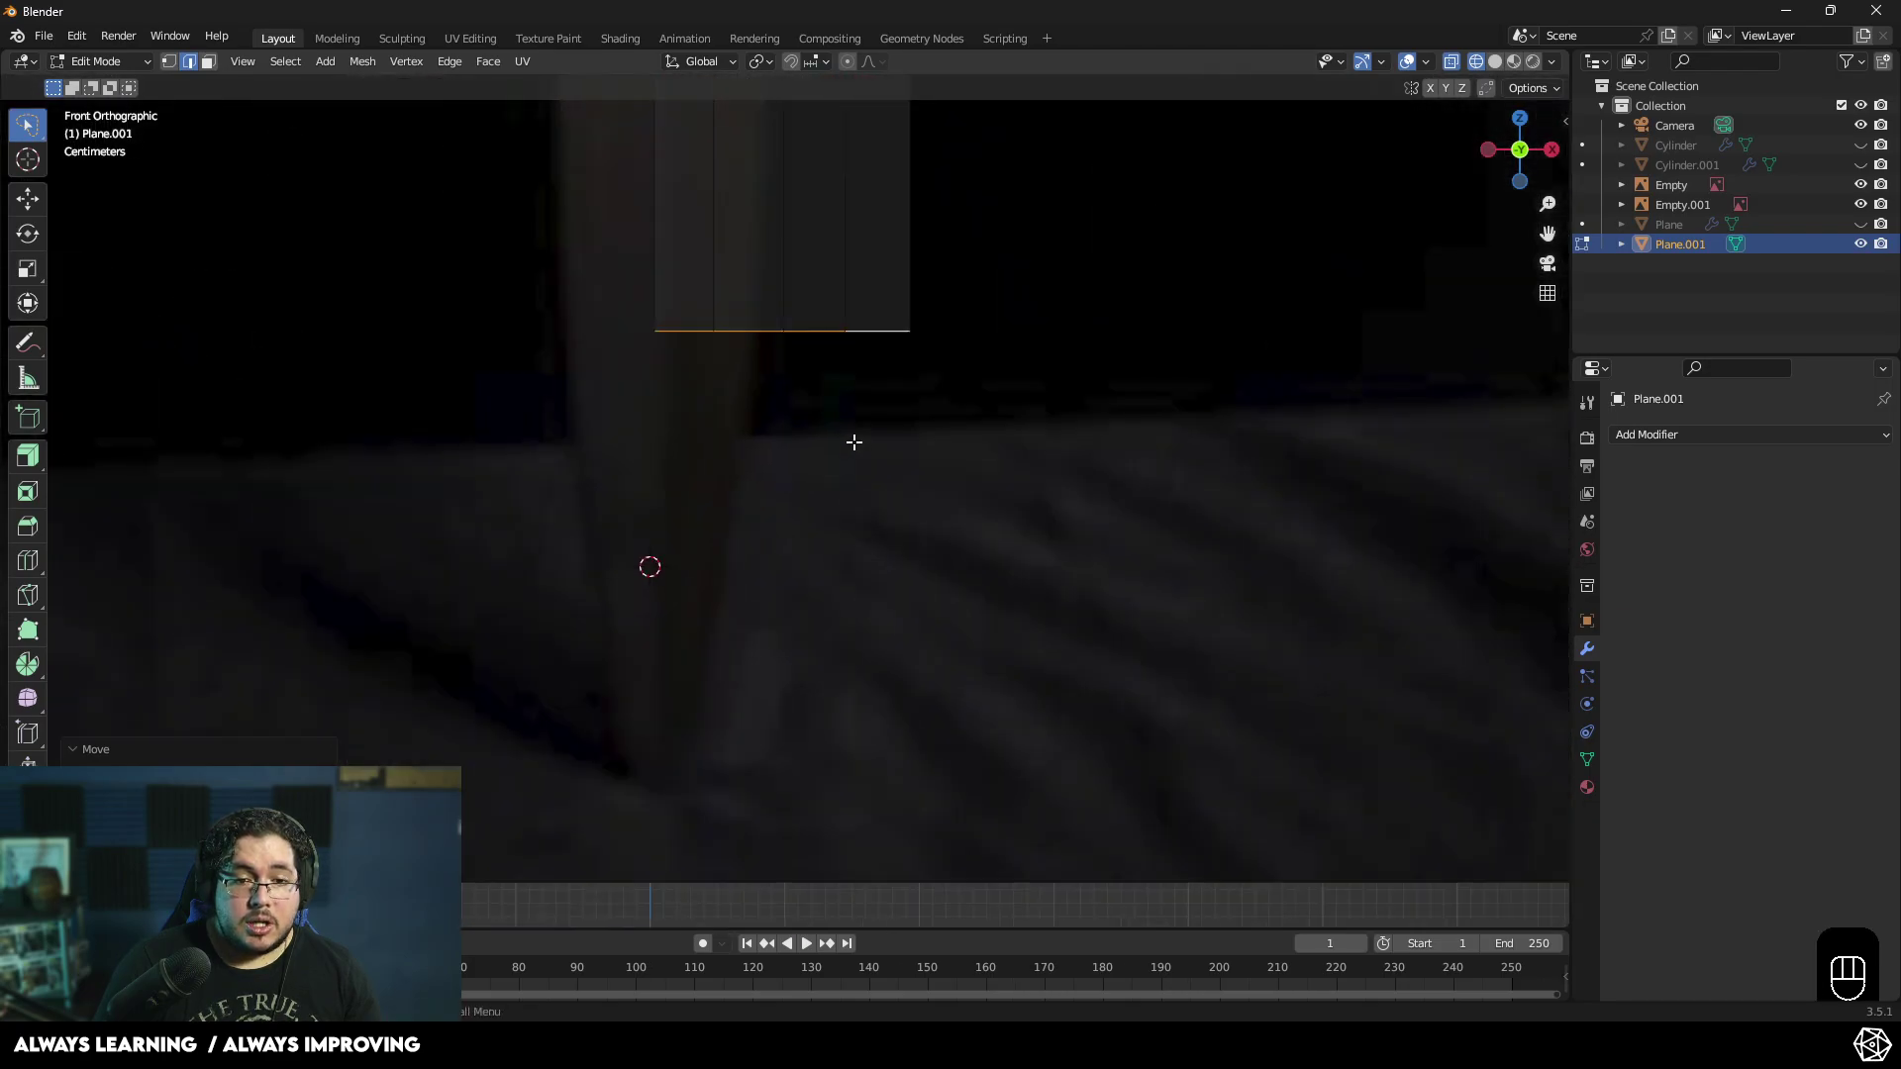
- Scale the blade strip's bottom edge narrower toward the tip
key(s)
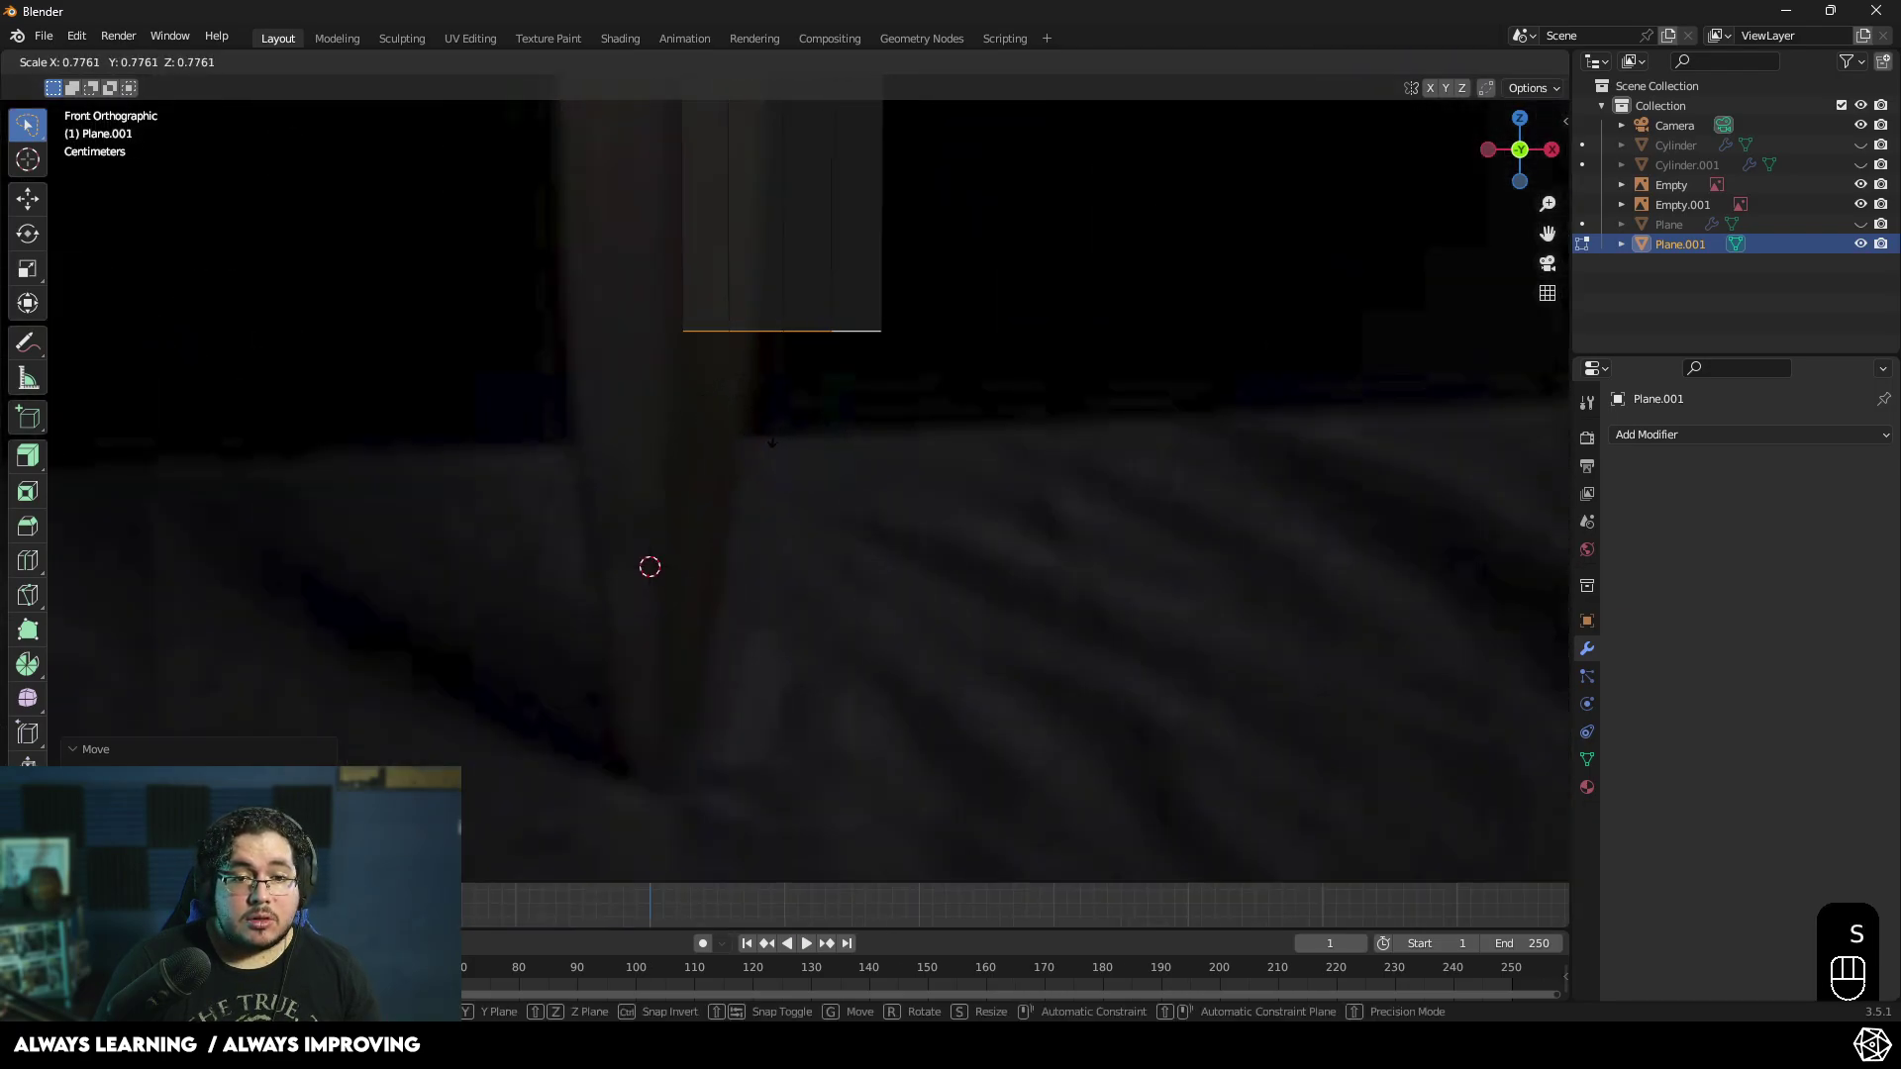
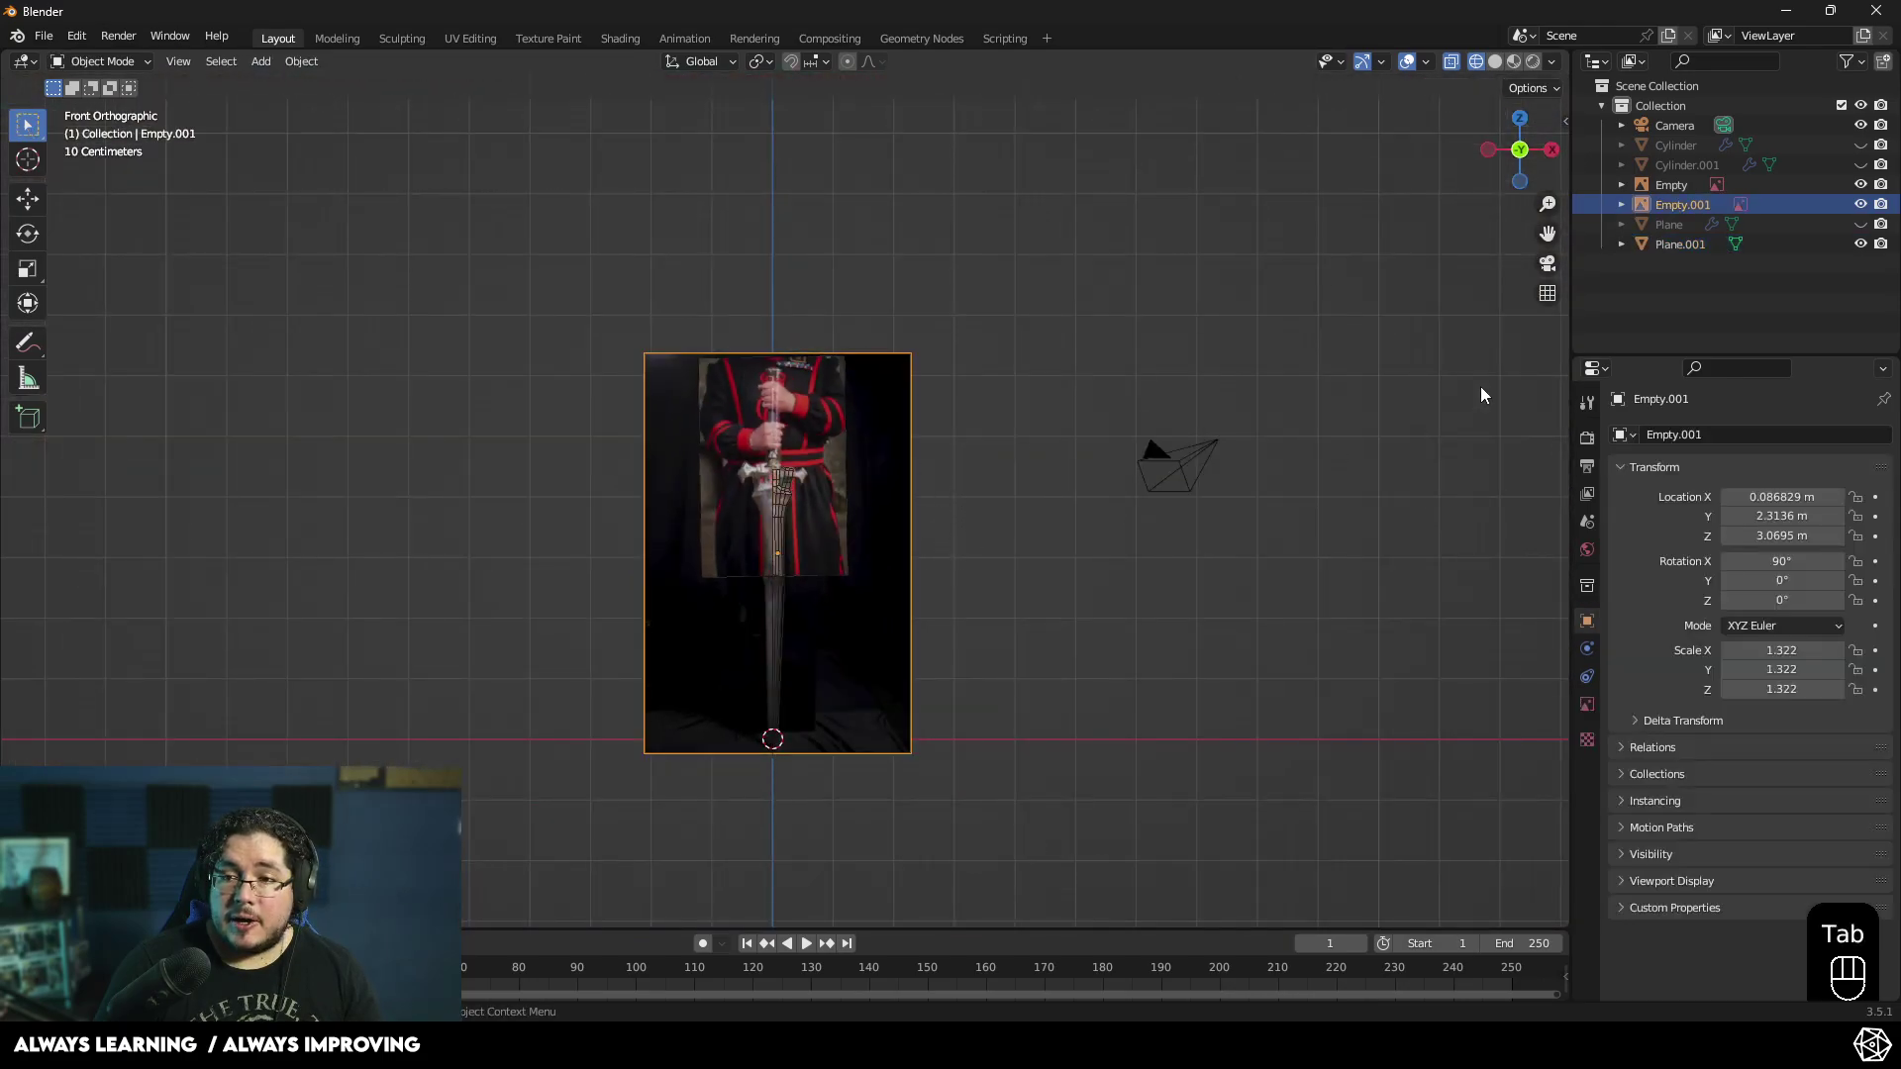
- Frame the sword reference in perspective, select the blade outline Plane.001 and enter Edit Mode
click(1875, 205)
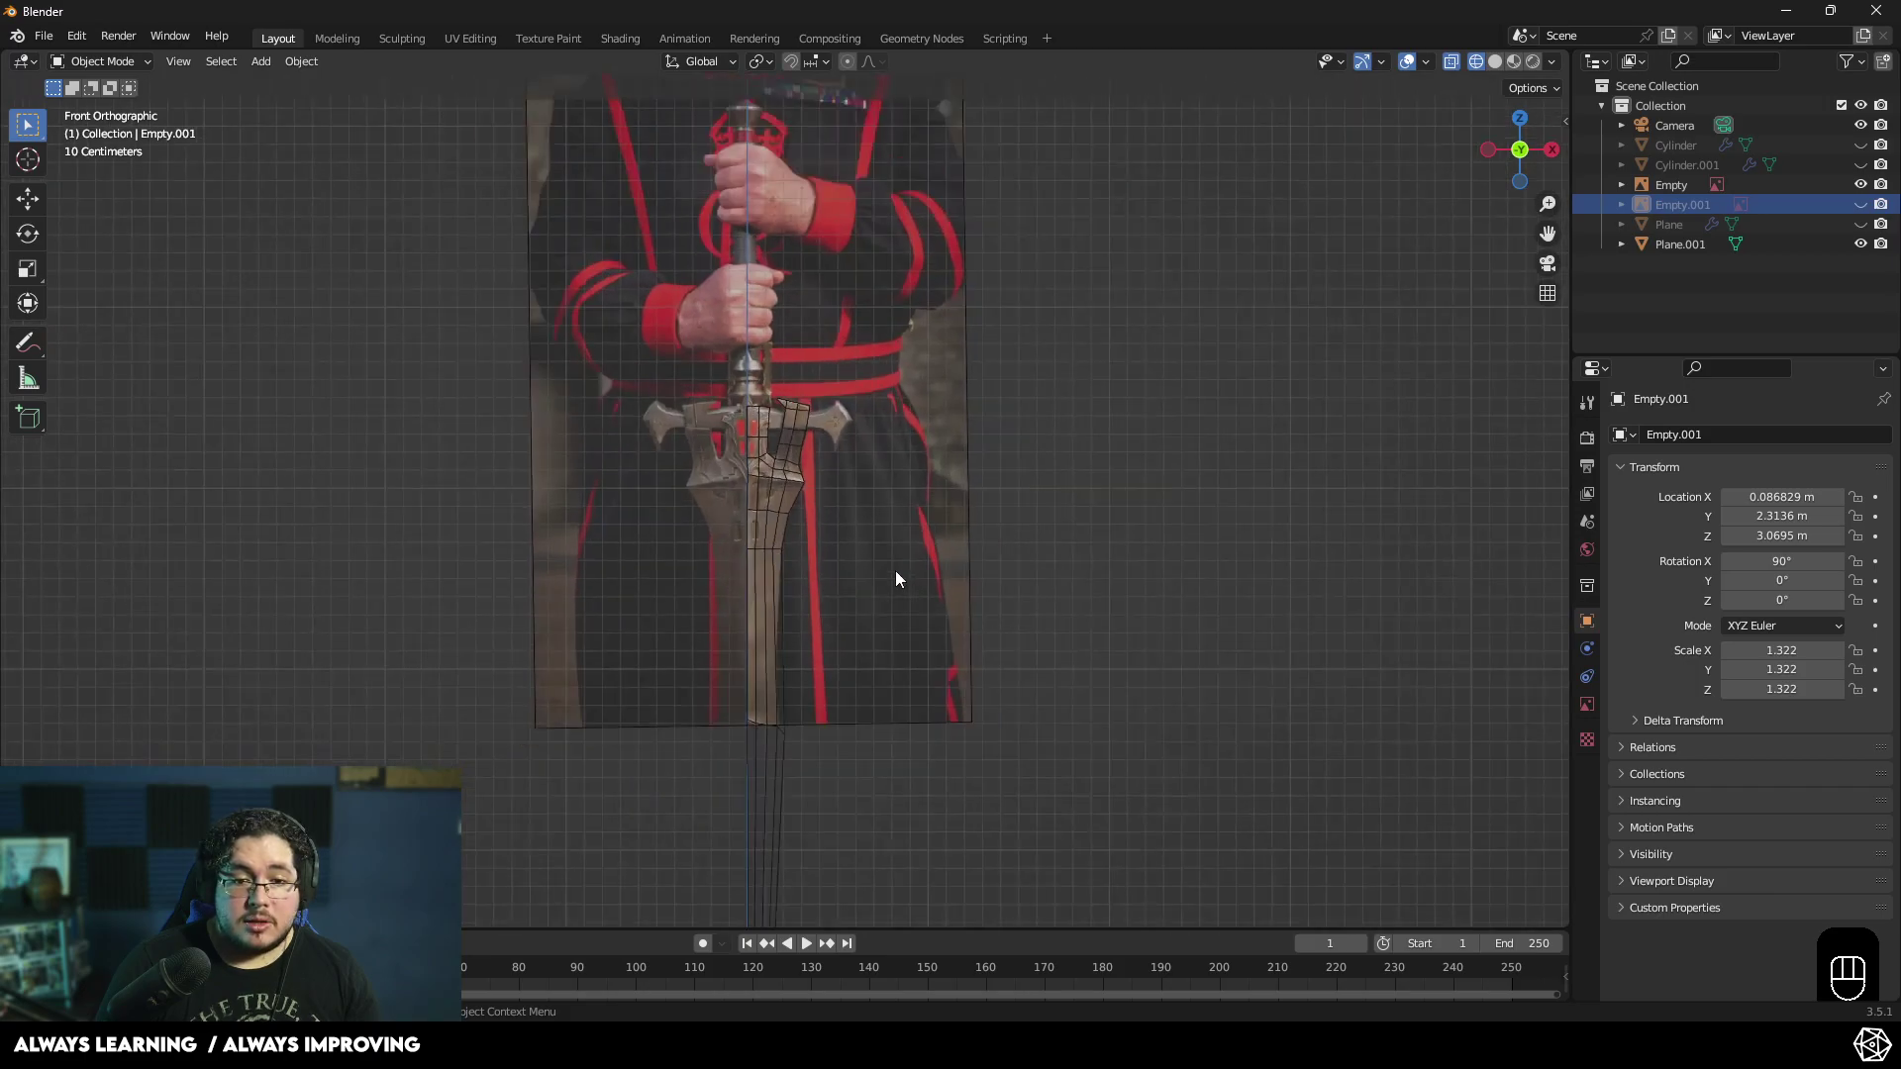
drag(967, 581, 964, 609)
drag(835, 565, 789, 572)
middle_click(818, 574)
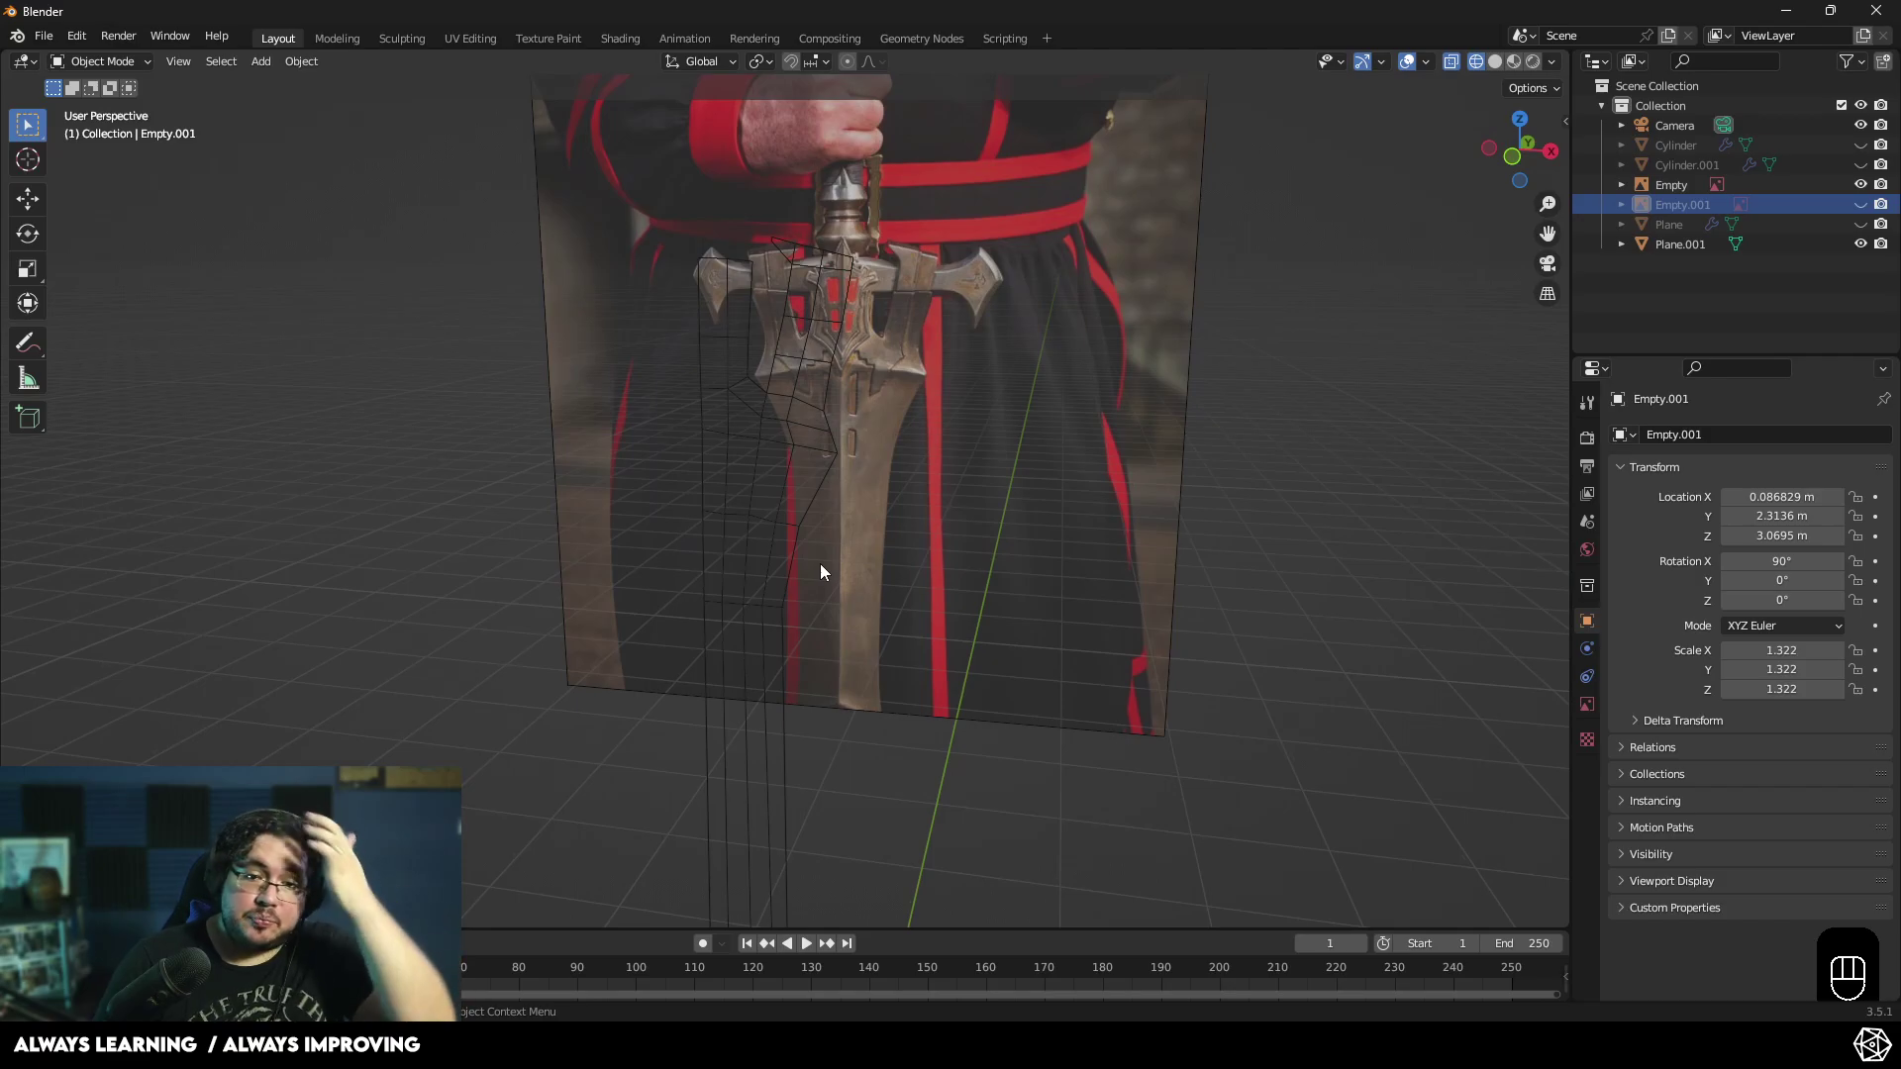
drag(821, 615, 854, 575)
key(z)
middle_click(968, 726)
drag(928, 532, 859, 466)
click(834, 403)
key(Tab)
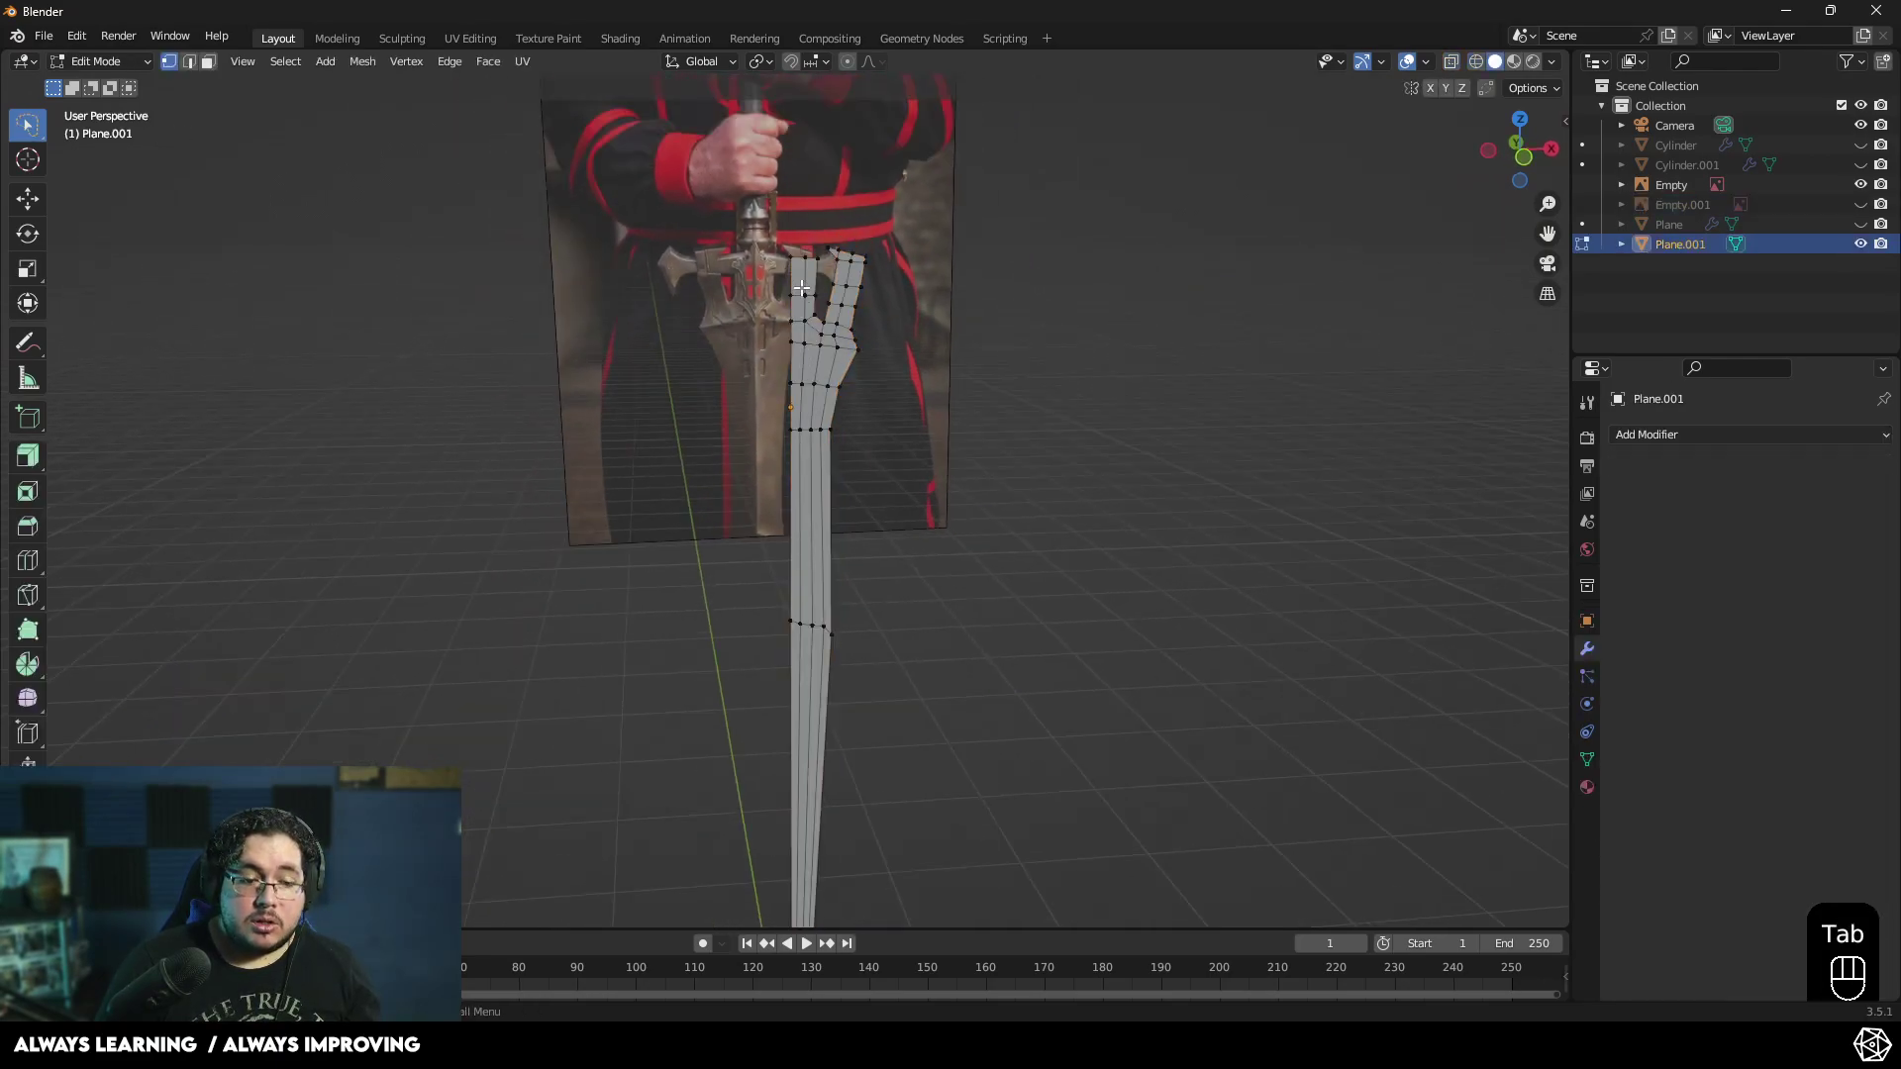
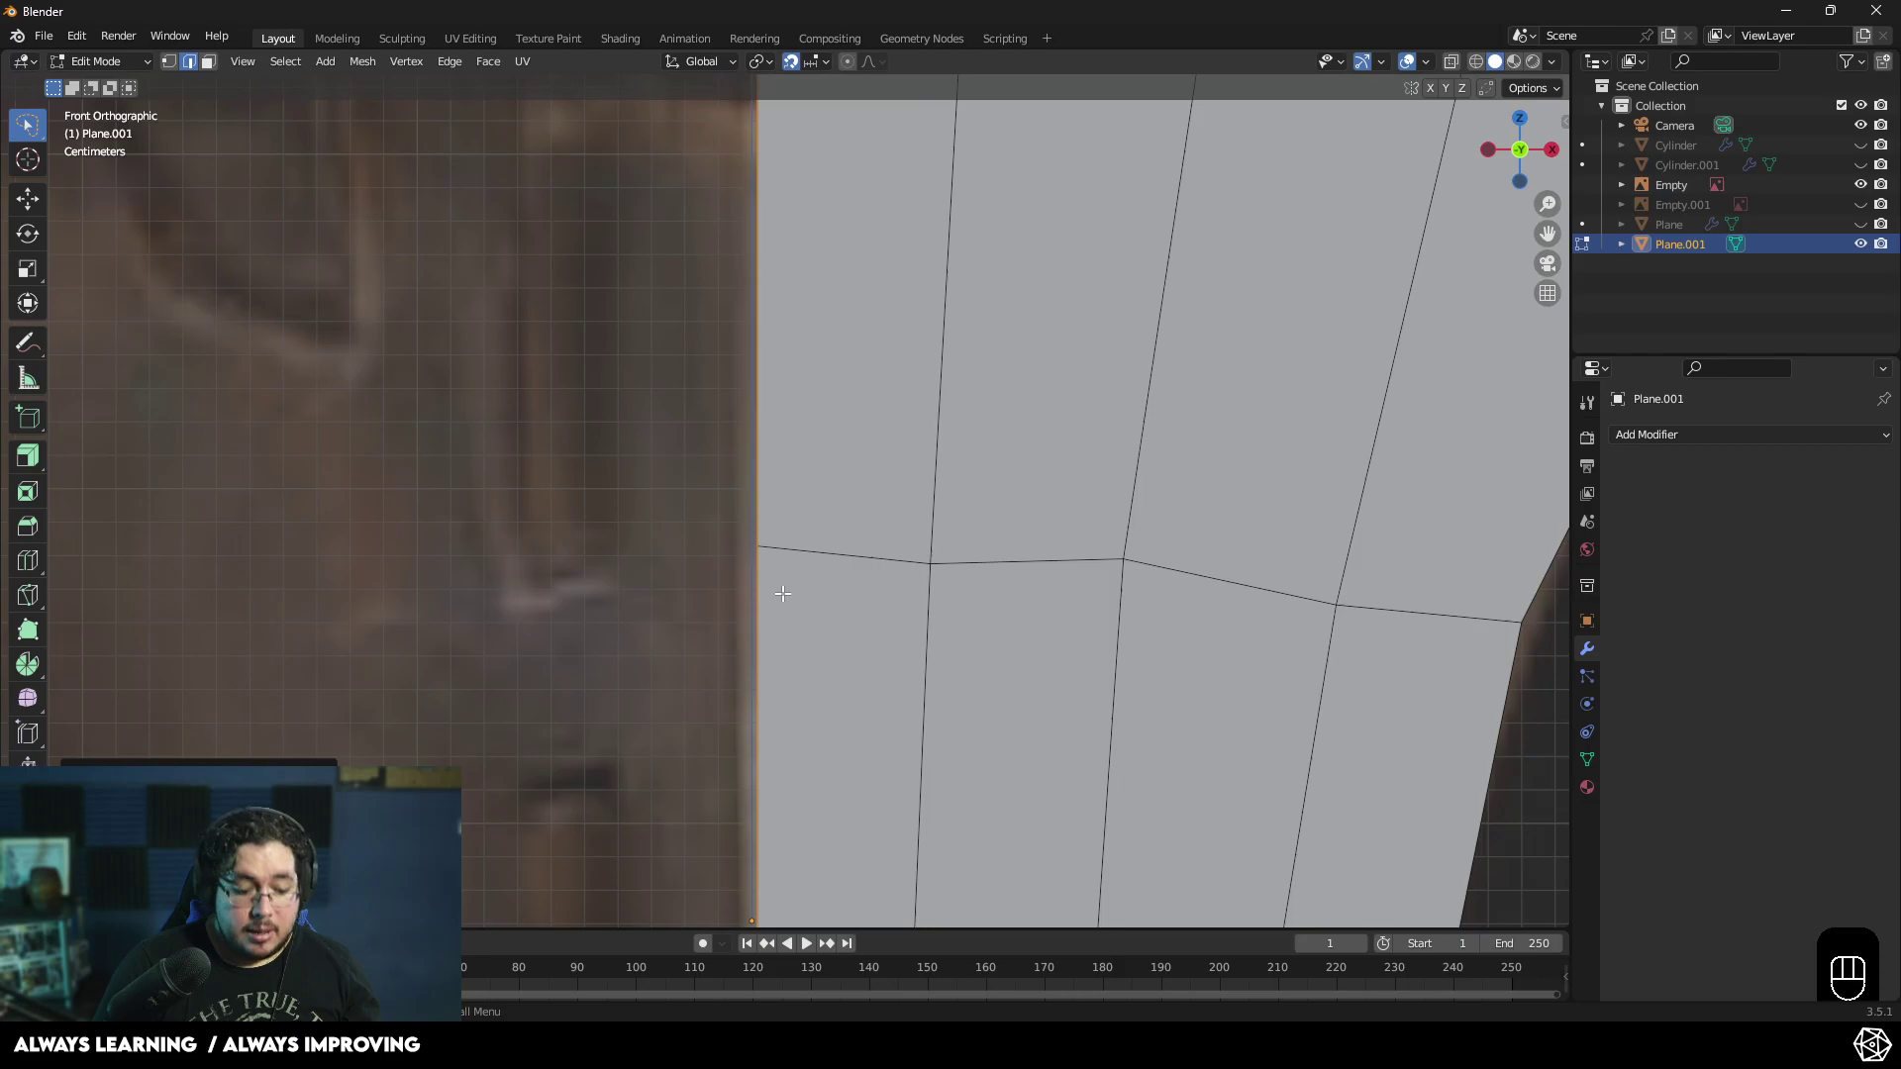
- Move the selected blade vertices along X so the outline follows the sword's edge
key(g)
key(x)
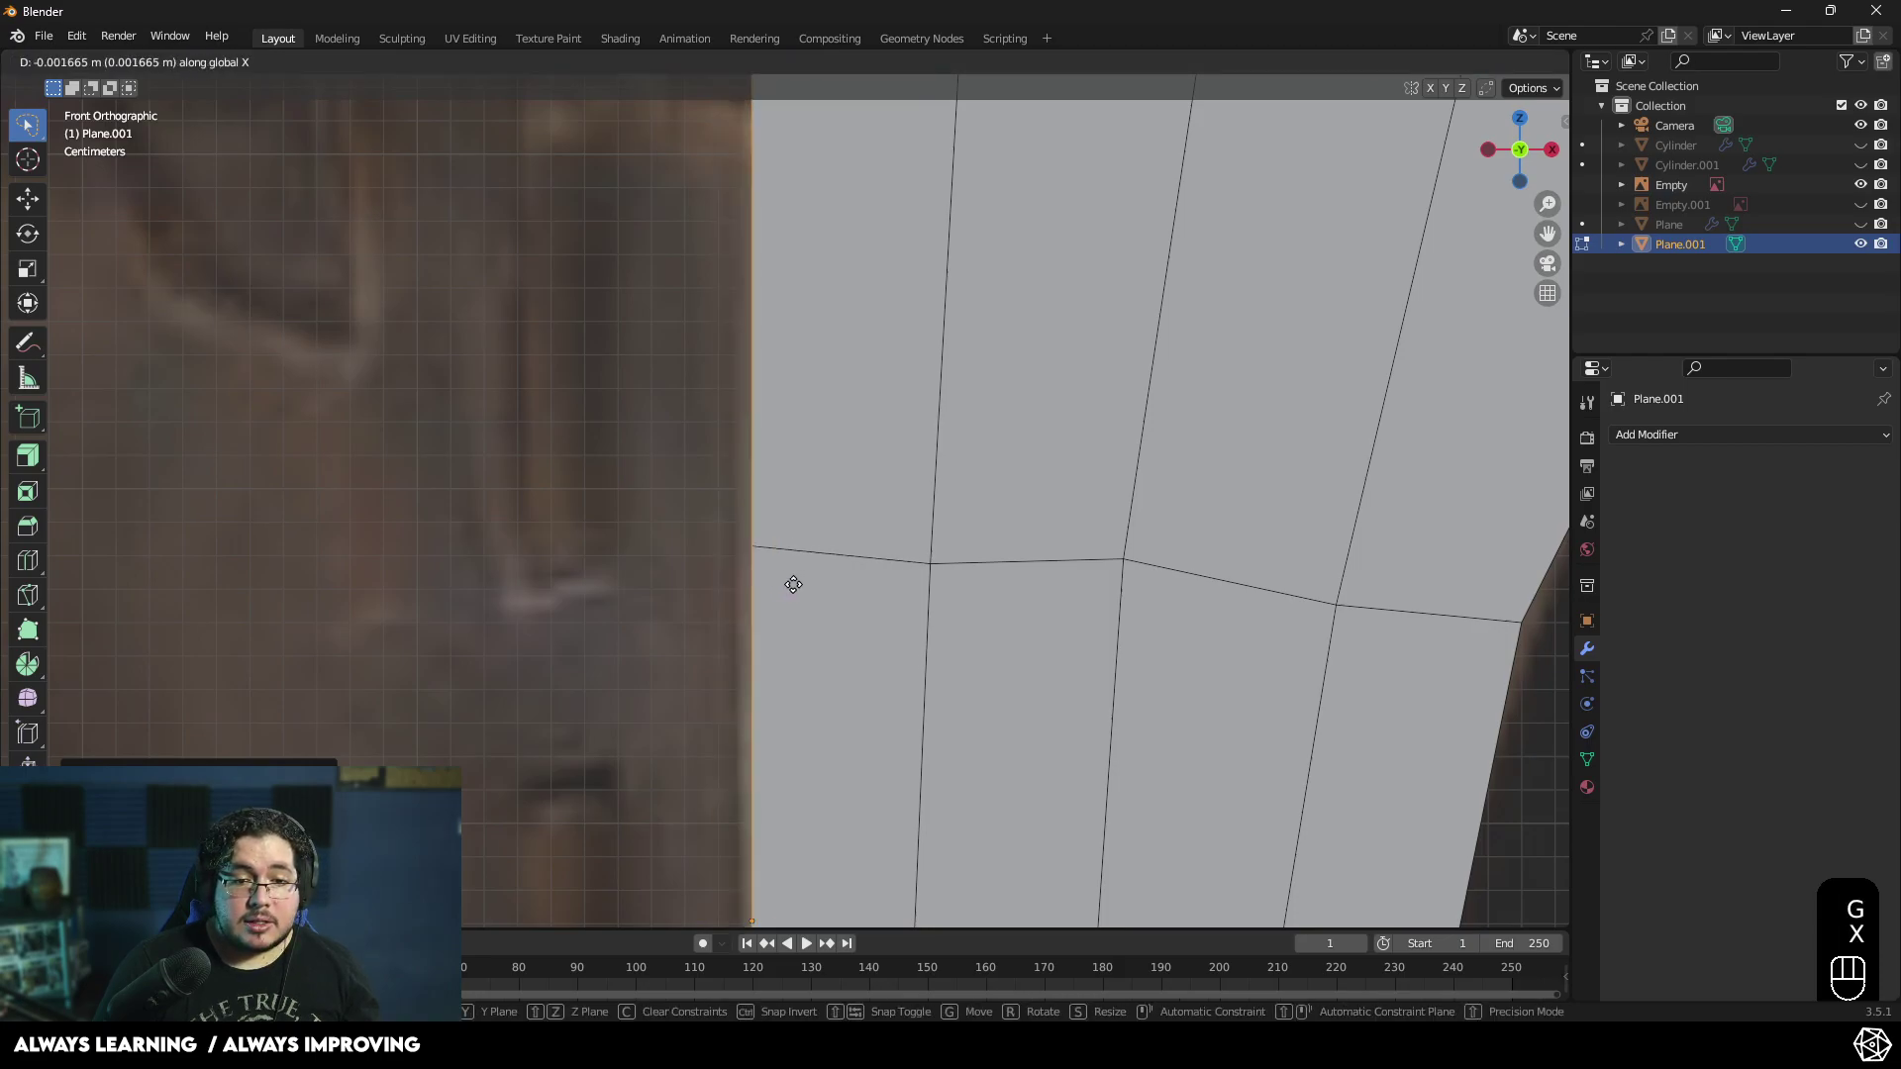
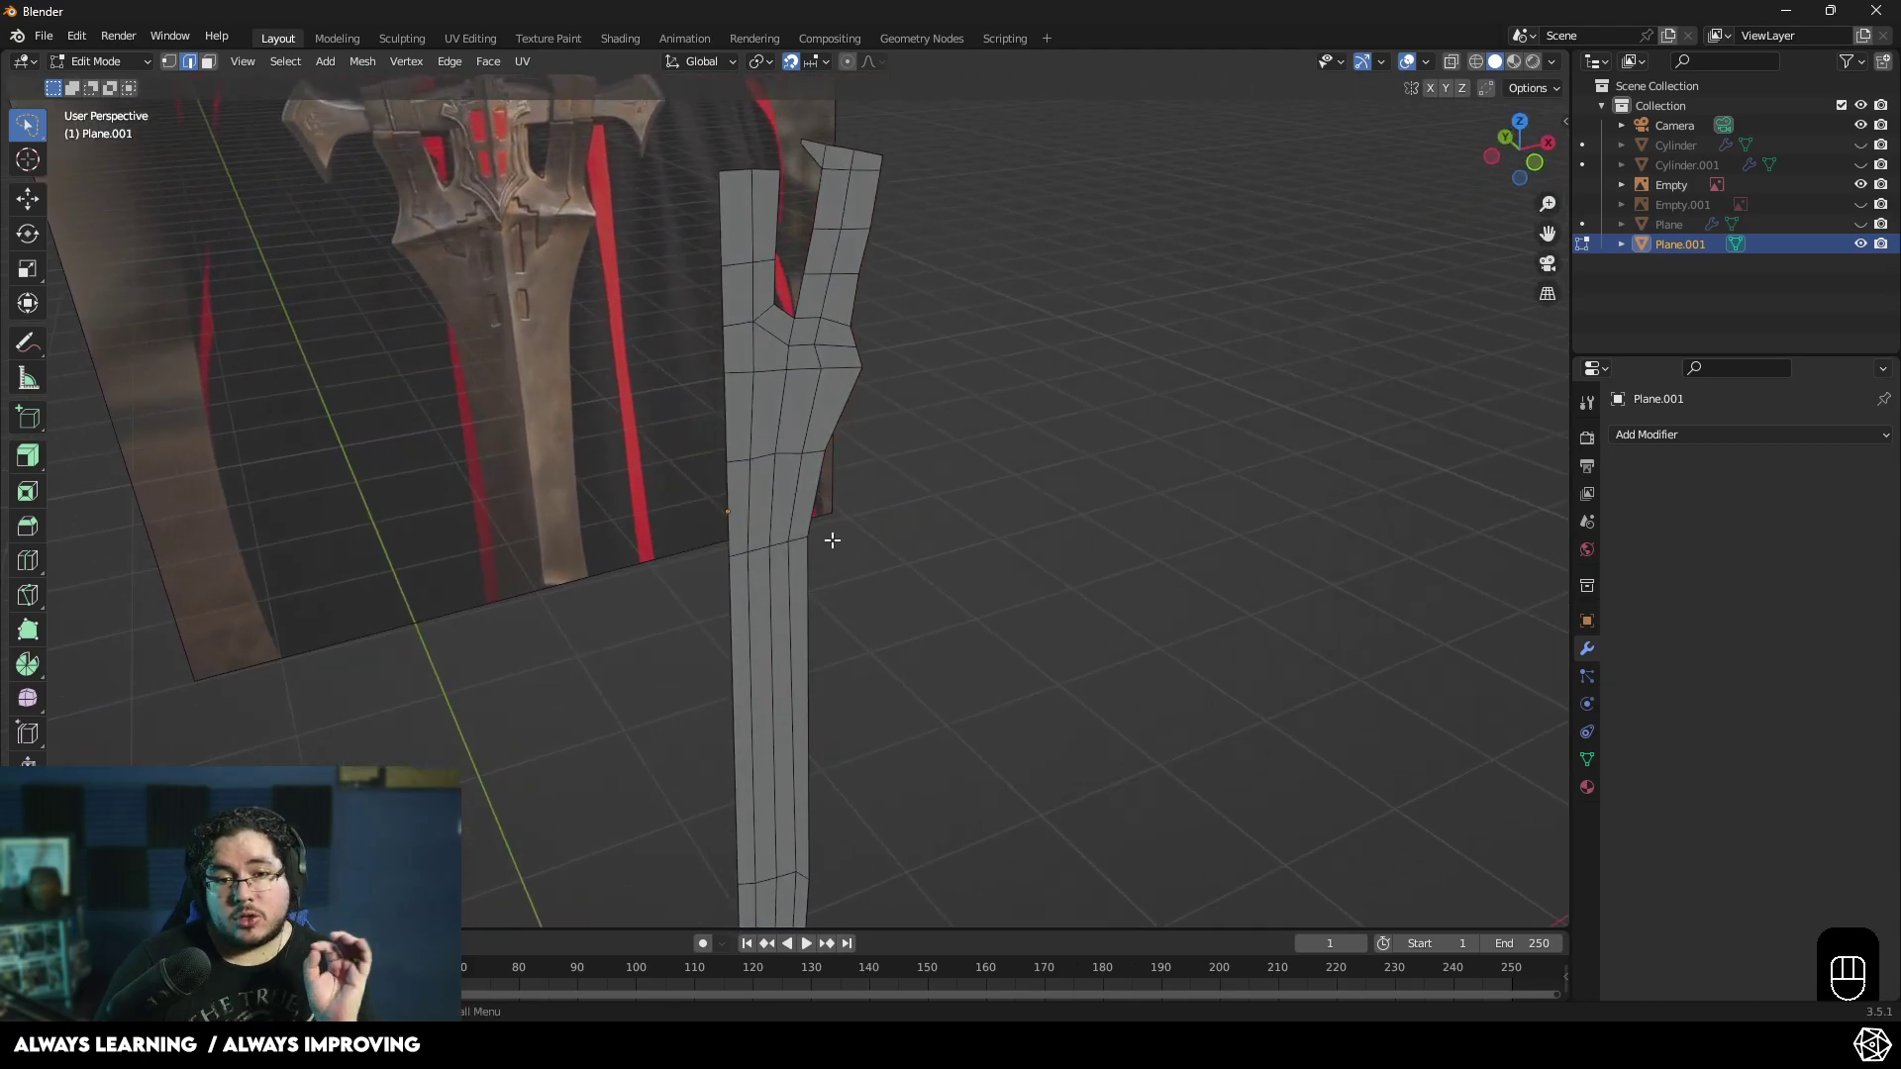
- Extrude the hilt piece's geometry for depth and slide a selected edge along Y to refine its outline
key(Tab)
drag(914, 508, 866, 546)
key(Tab)
key(3)
key(a)
key(e)
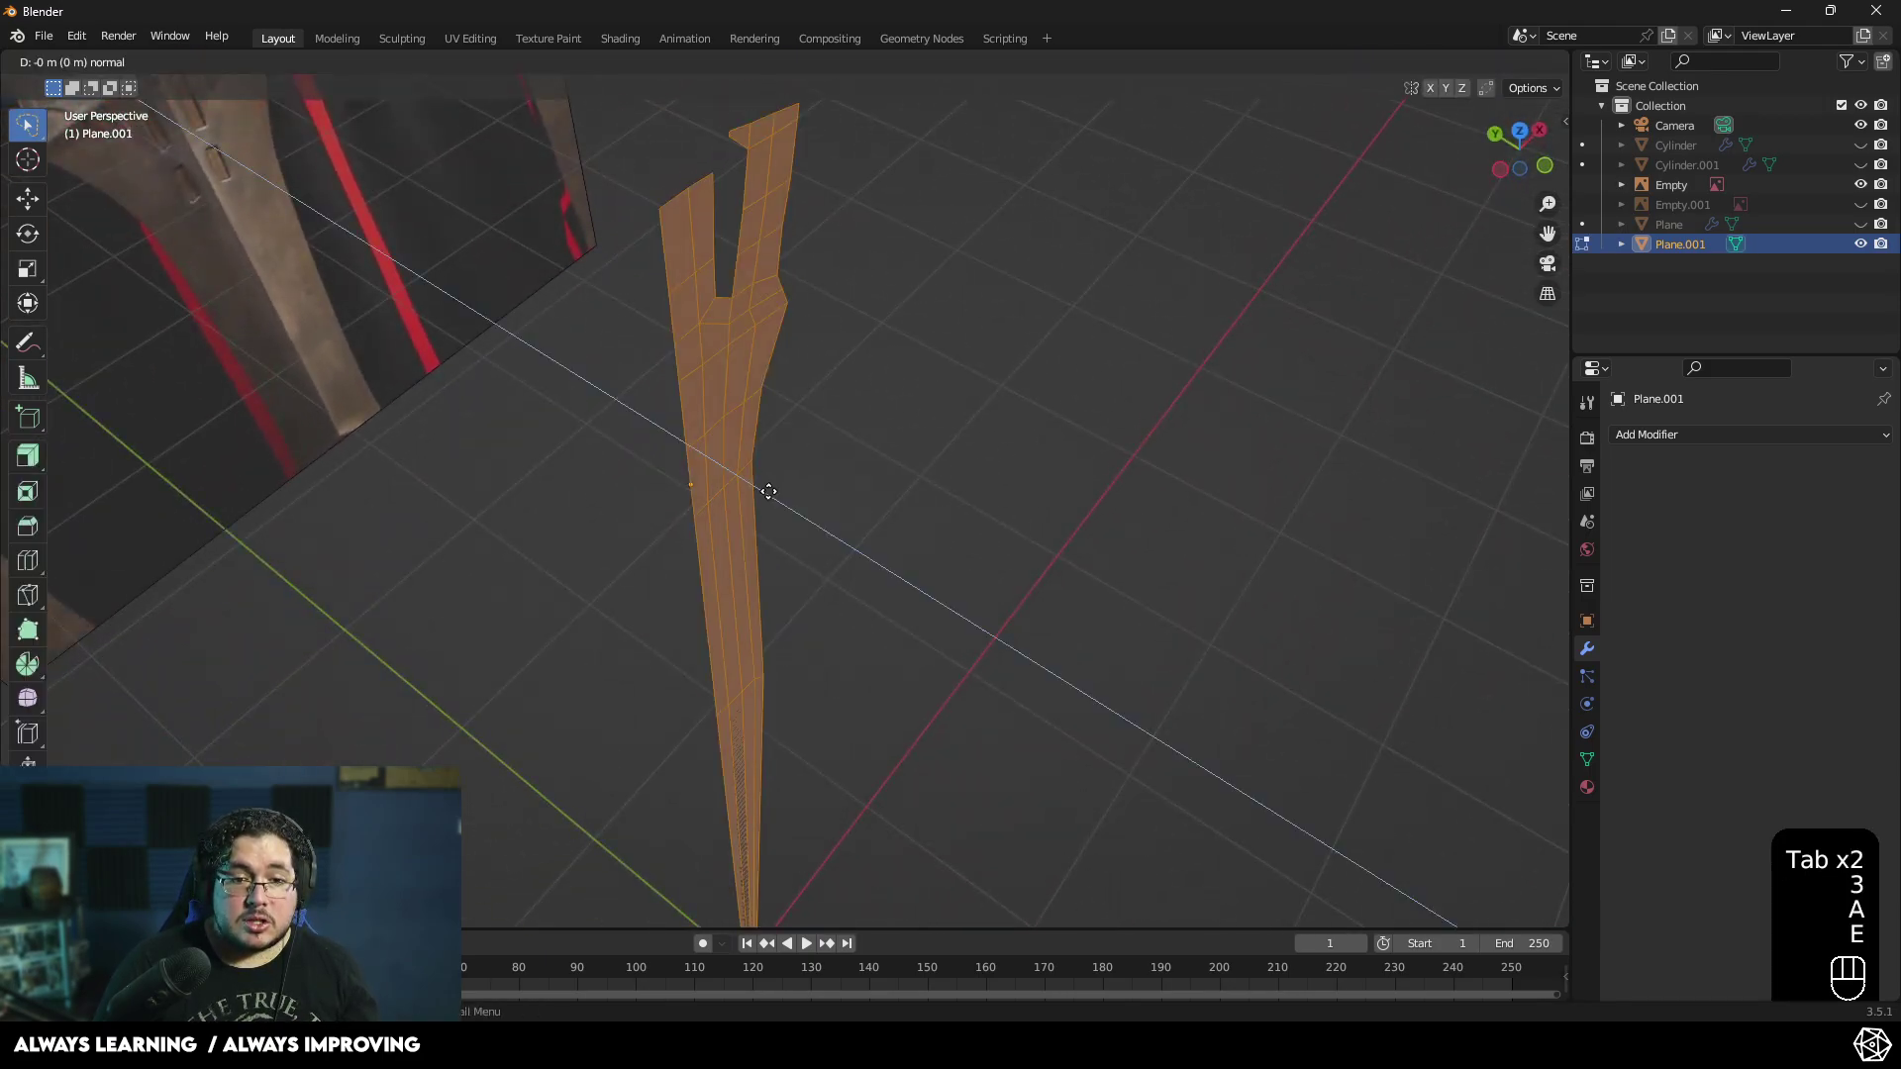
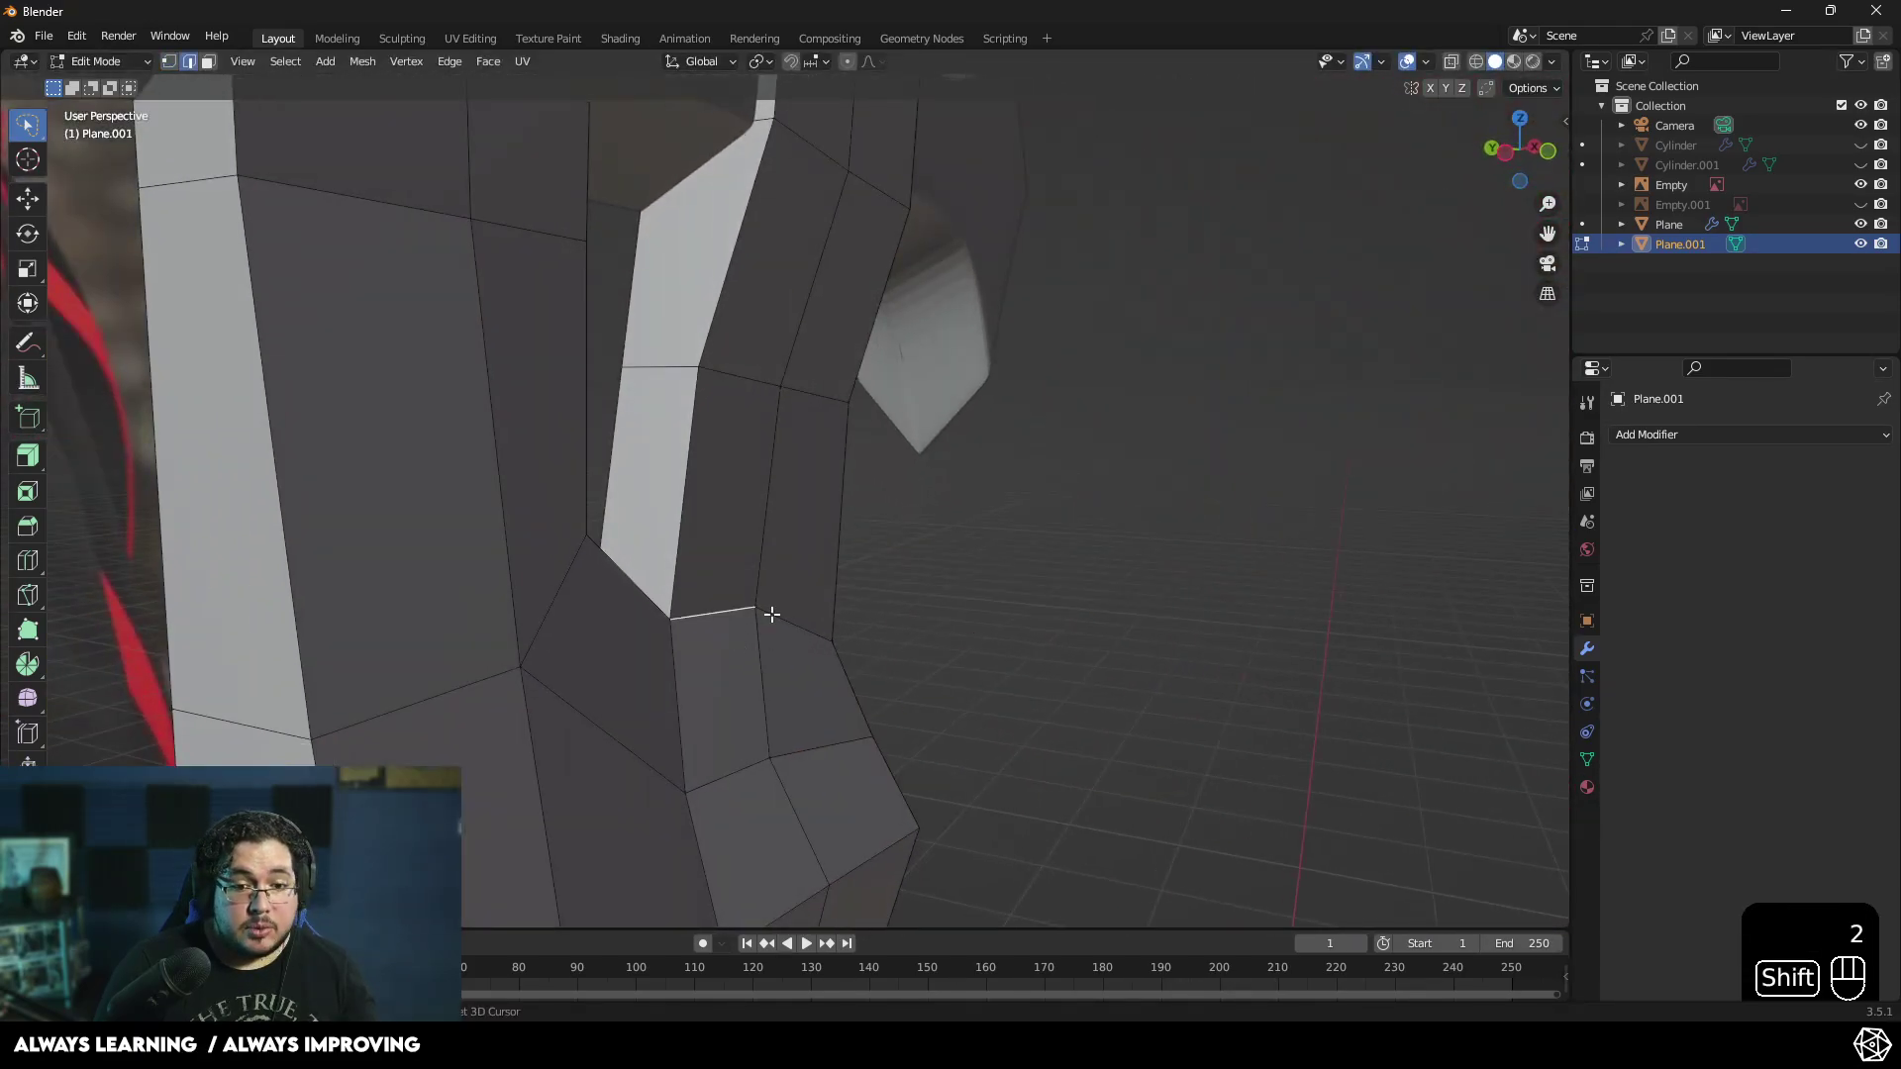
key(g)
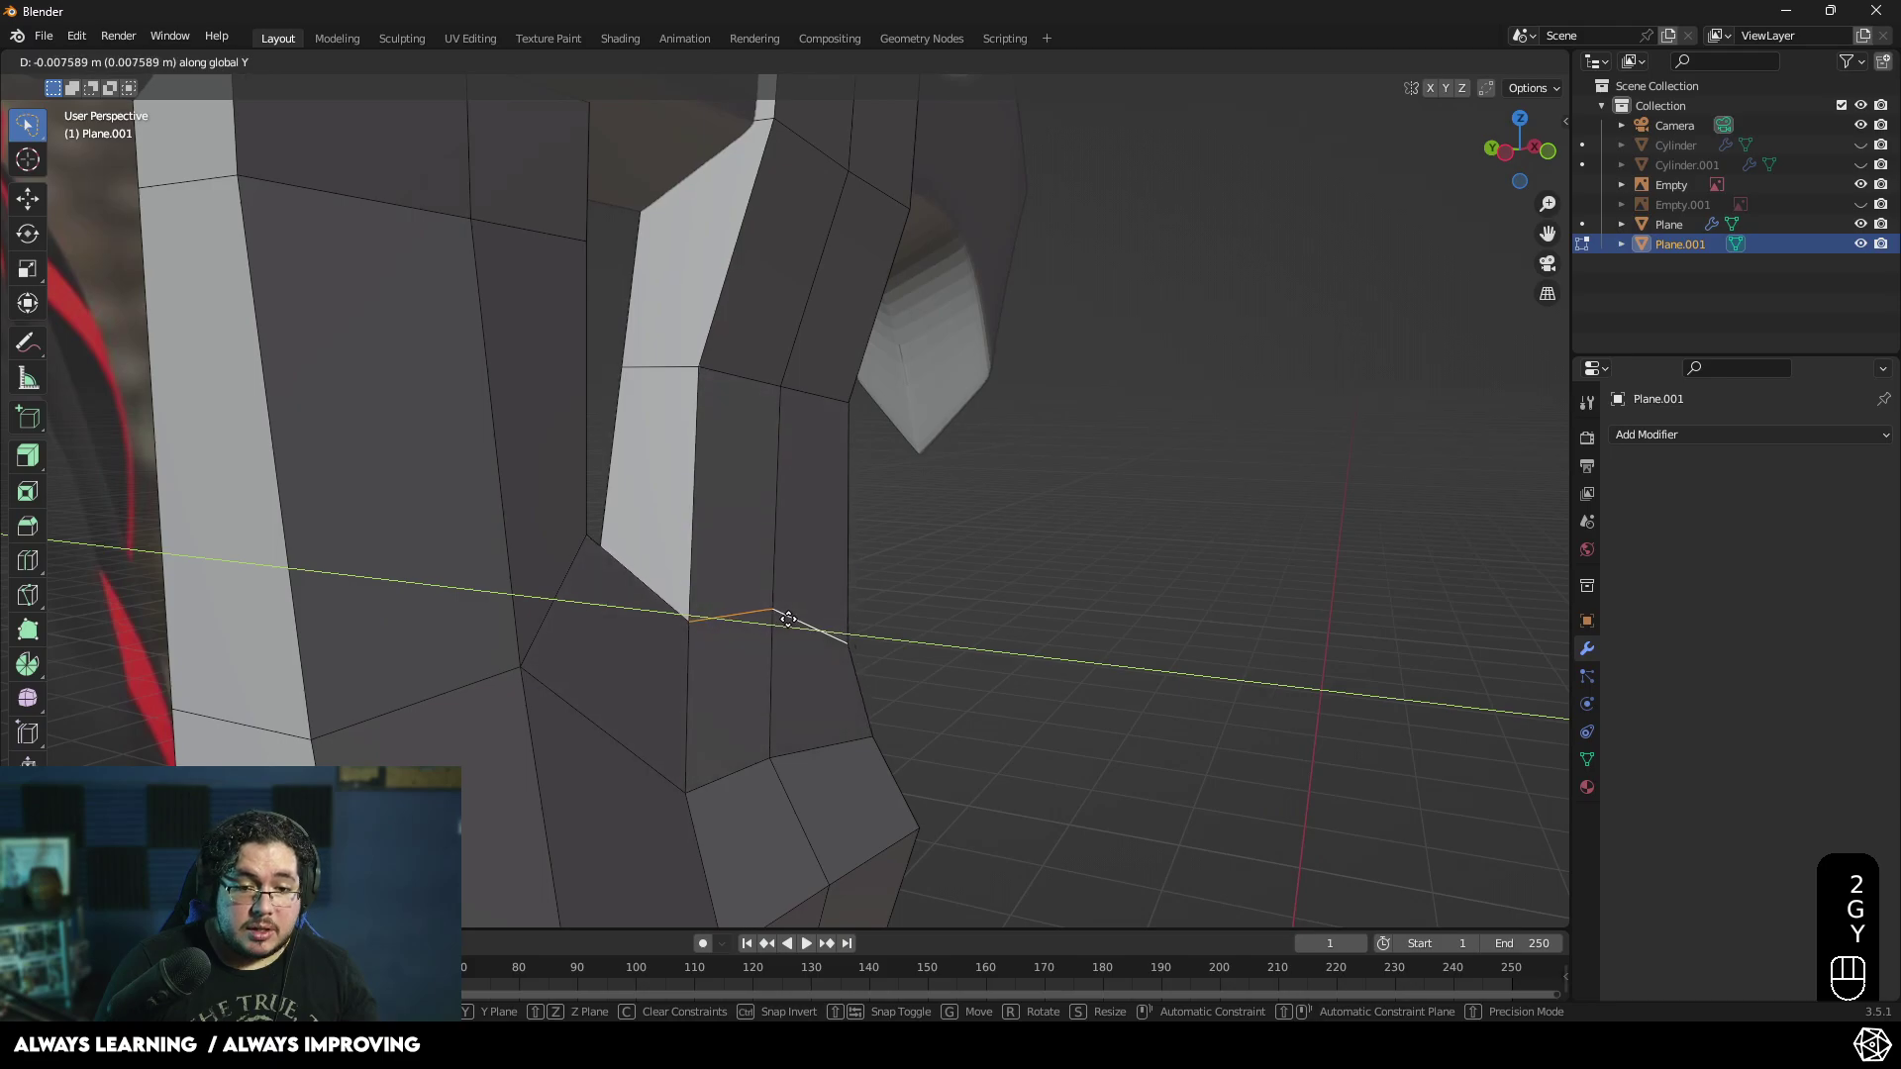
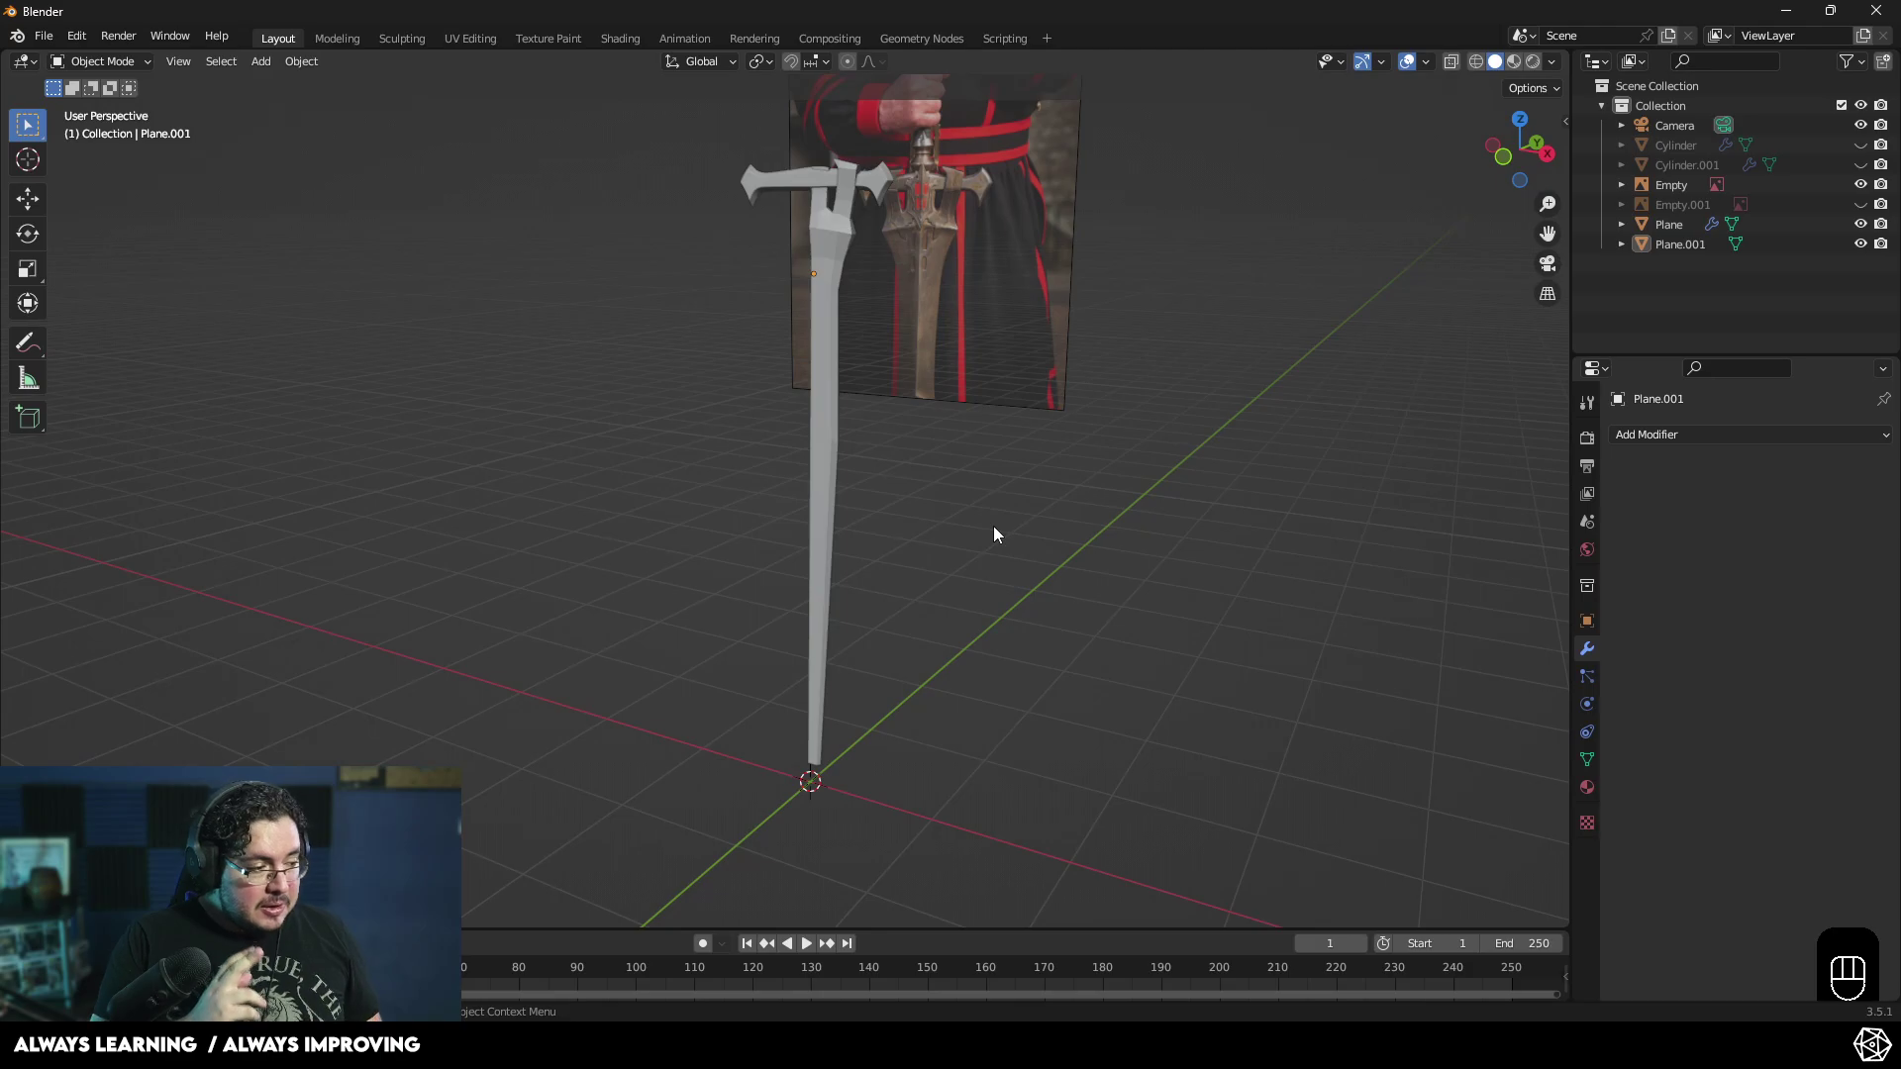
- Orbit in close on the crossguard and select the hilt piece Plane.001
drag(908, 446, 881, 553)
drag(1010, 468, 998, 349)
drag(955, 519, 984, 632)
drag(851, 491, 932, 475)
middle_click(927, 600)
drag(930, 528, 1069, 631)
drag(1087, 558, 1001, 504)
click(919, 611)
middle_click(890, 655)
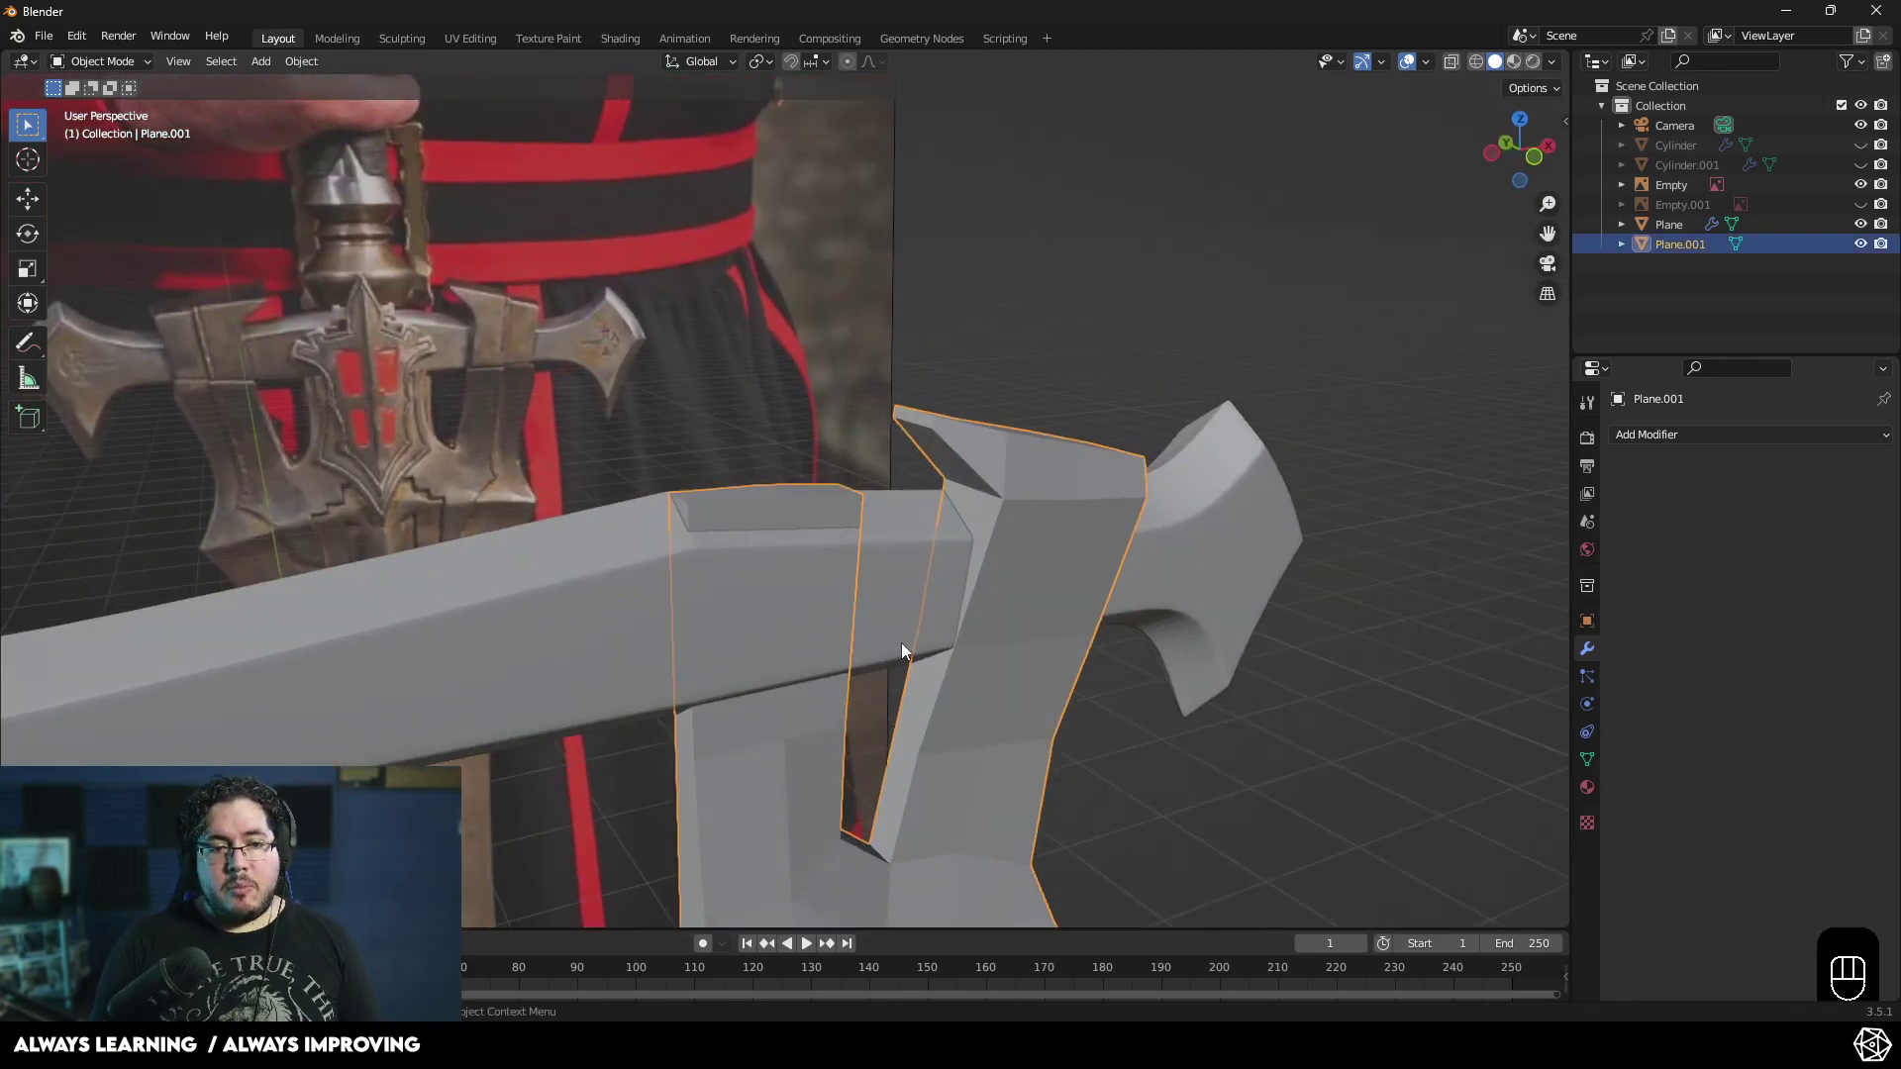
drag(975, 592, 1029, 541)
drag(980, 571, 943, 573)
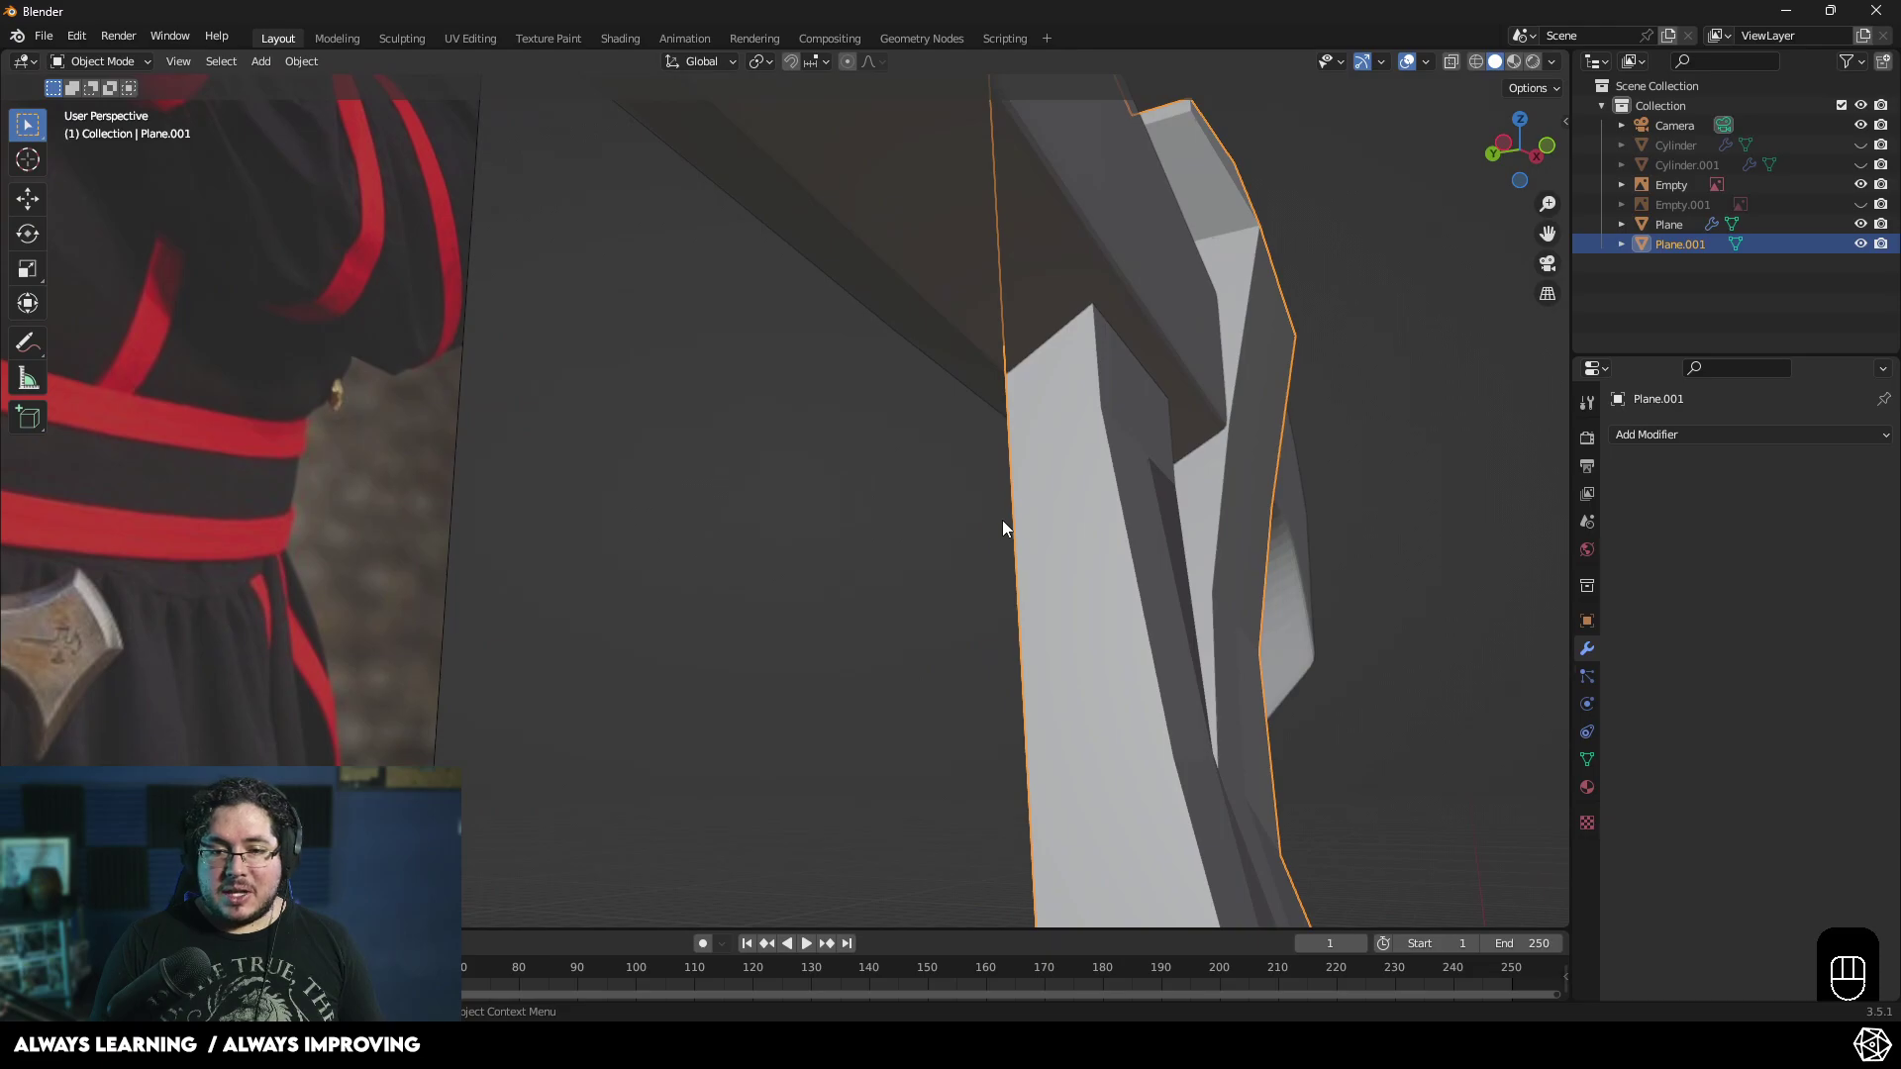
middle_click(982, 534)
- In Edit Mode, shift the small side face near the guard slightly along global Y
key(Tab)
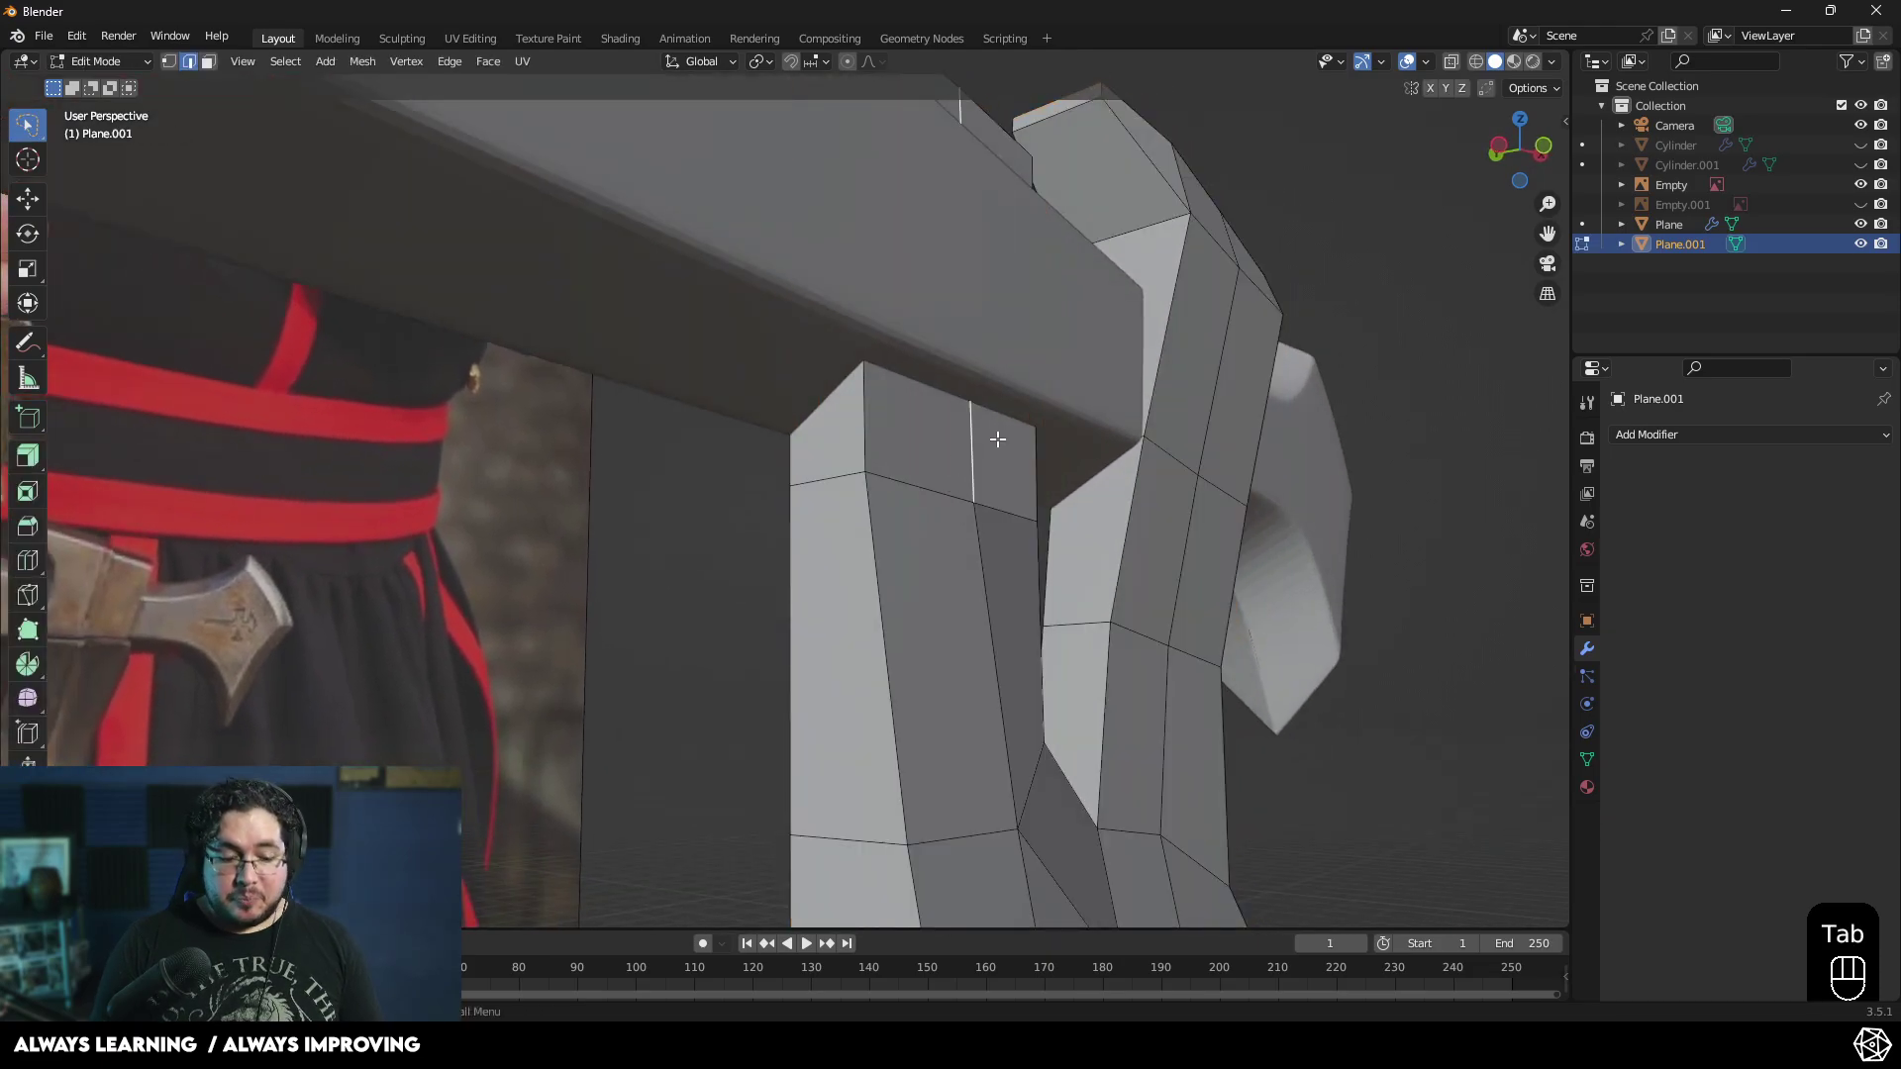
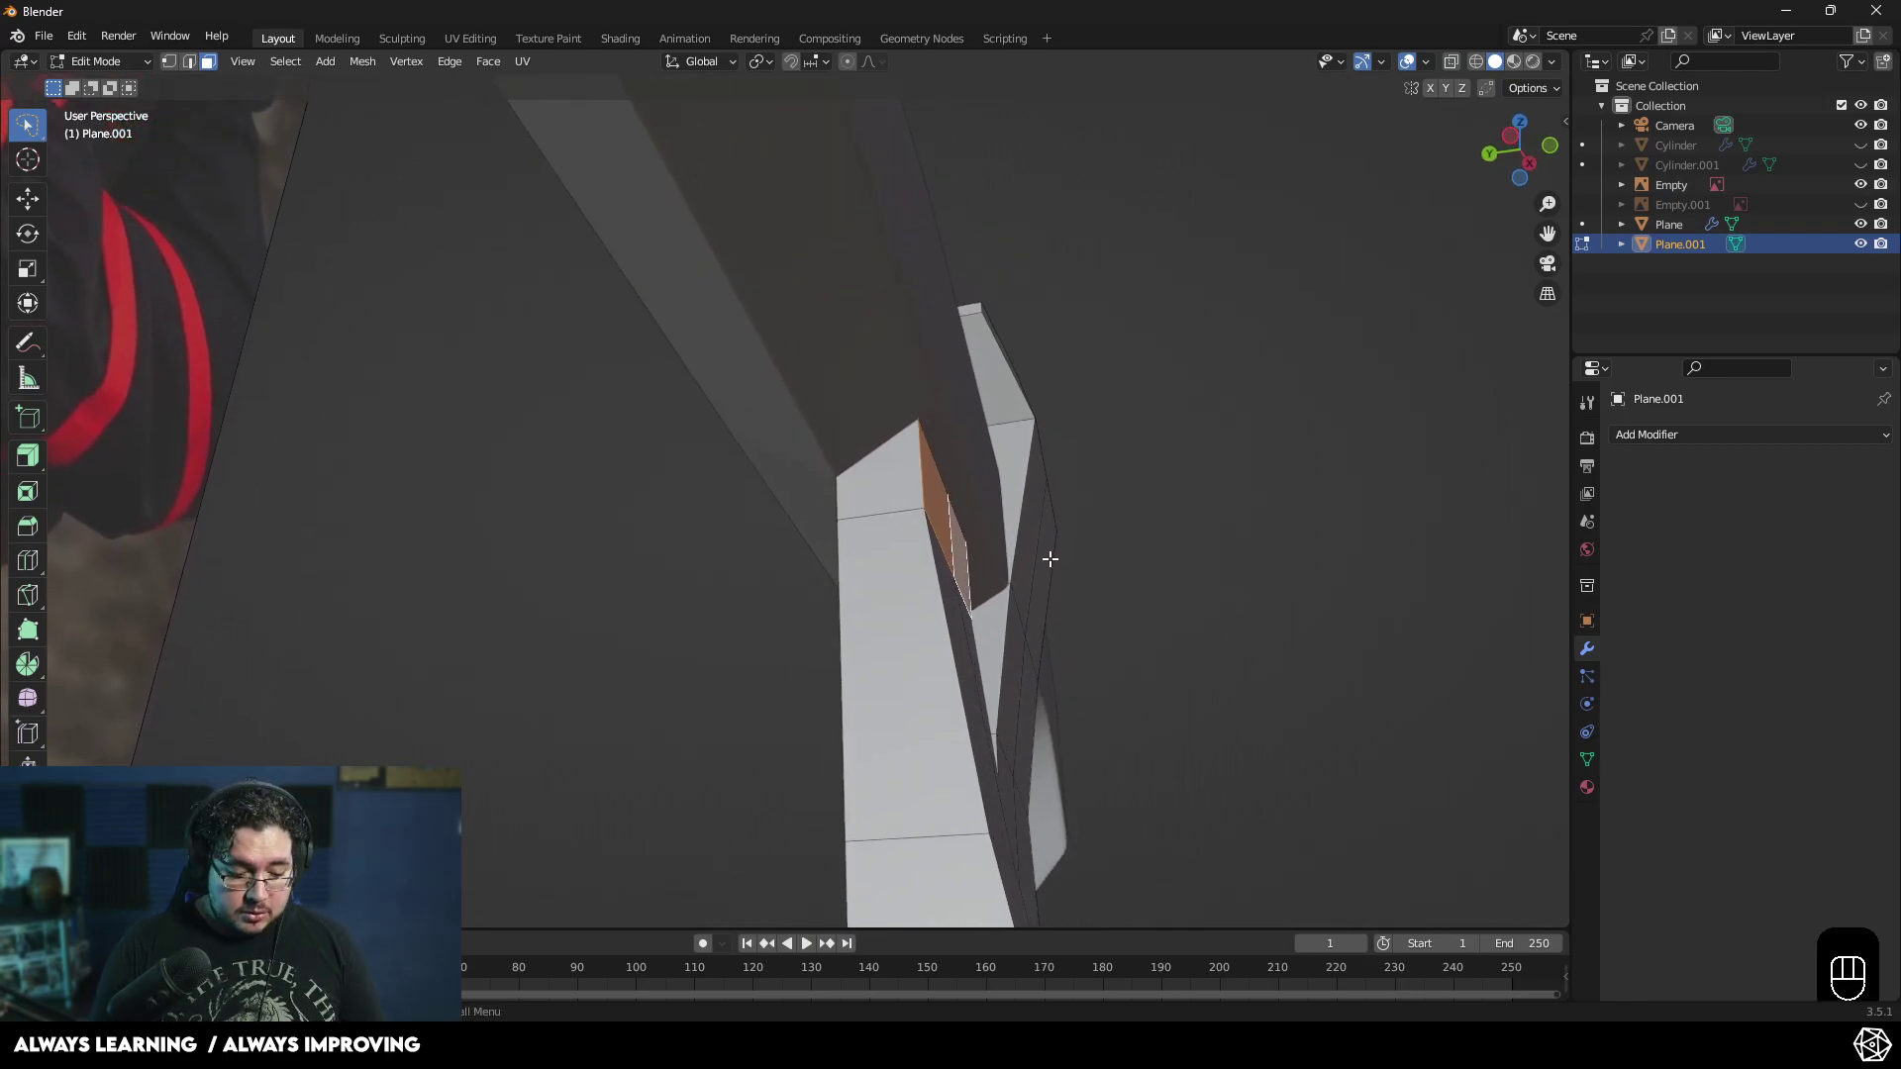
key(g)
key(y)
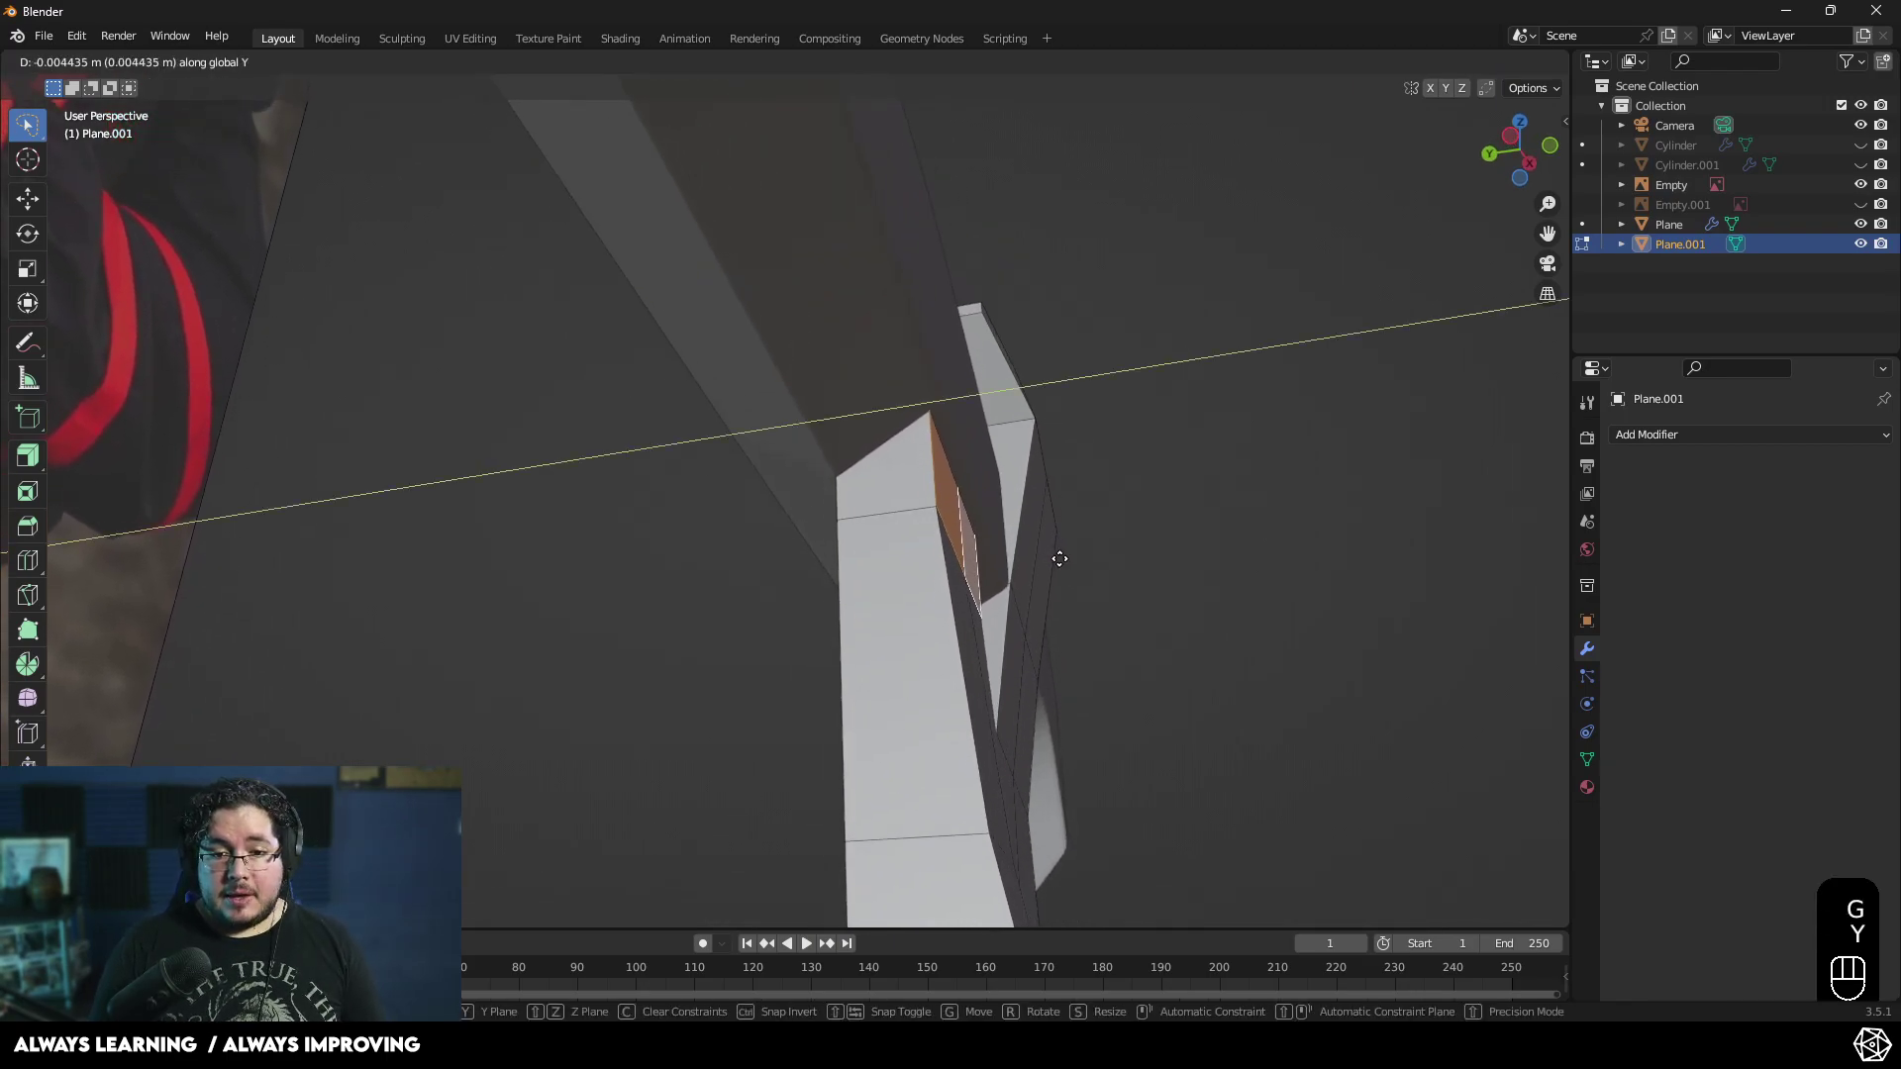
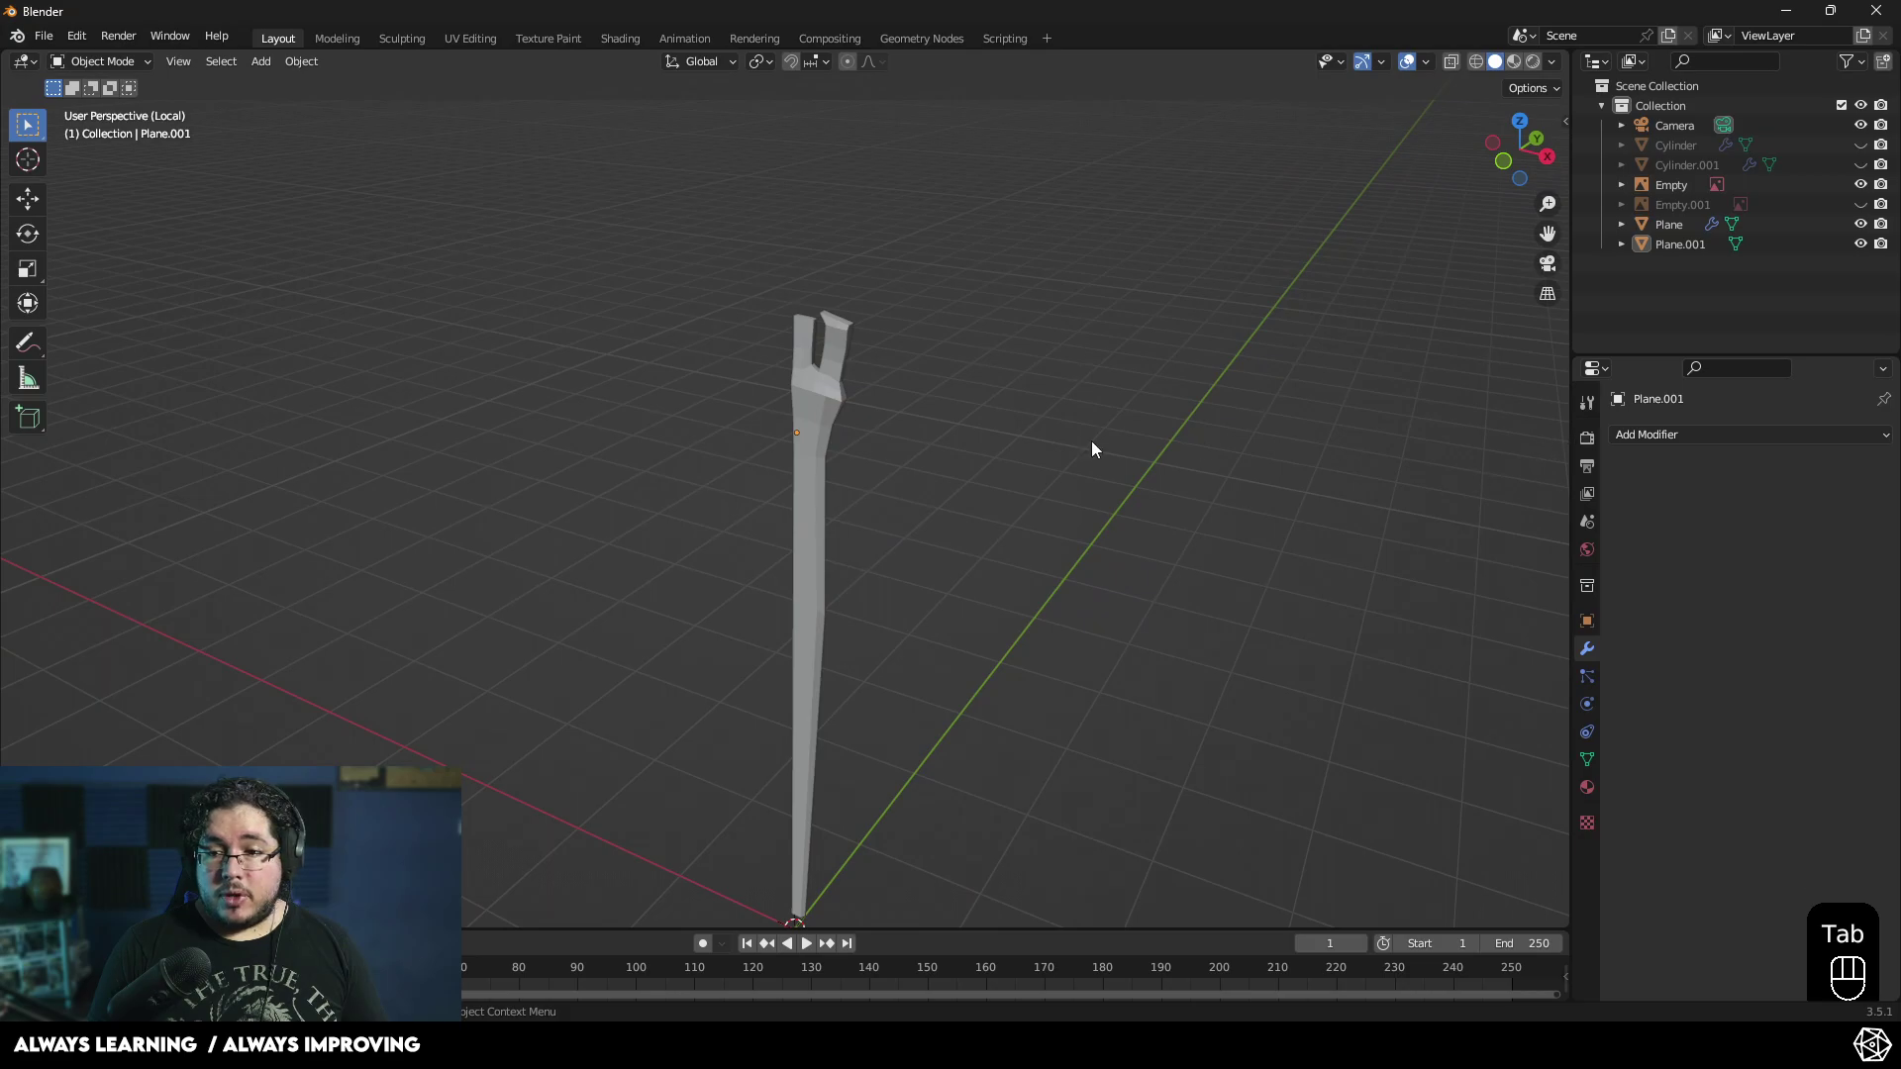
- Add a Mirror modifier to the hilt piece and enable mirroring across both X and Y
click(864, 393)
drag(1684, 443, 1506, 677)
drag(891, 572, 779, 598)
drag(950, 562, 1194, 511)
drag(1166, 541, 1160, 592)
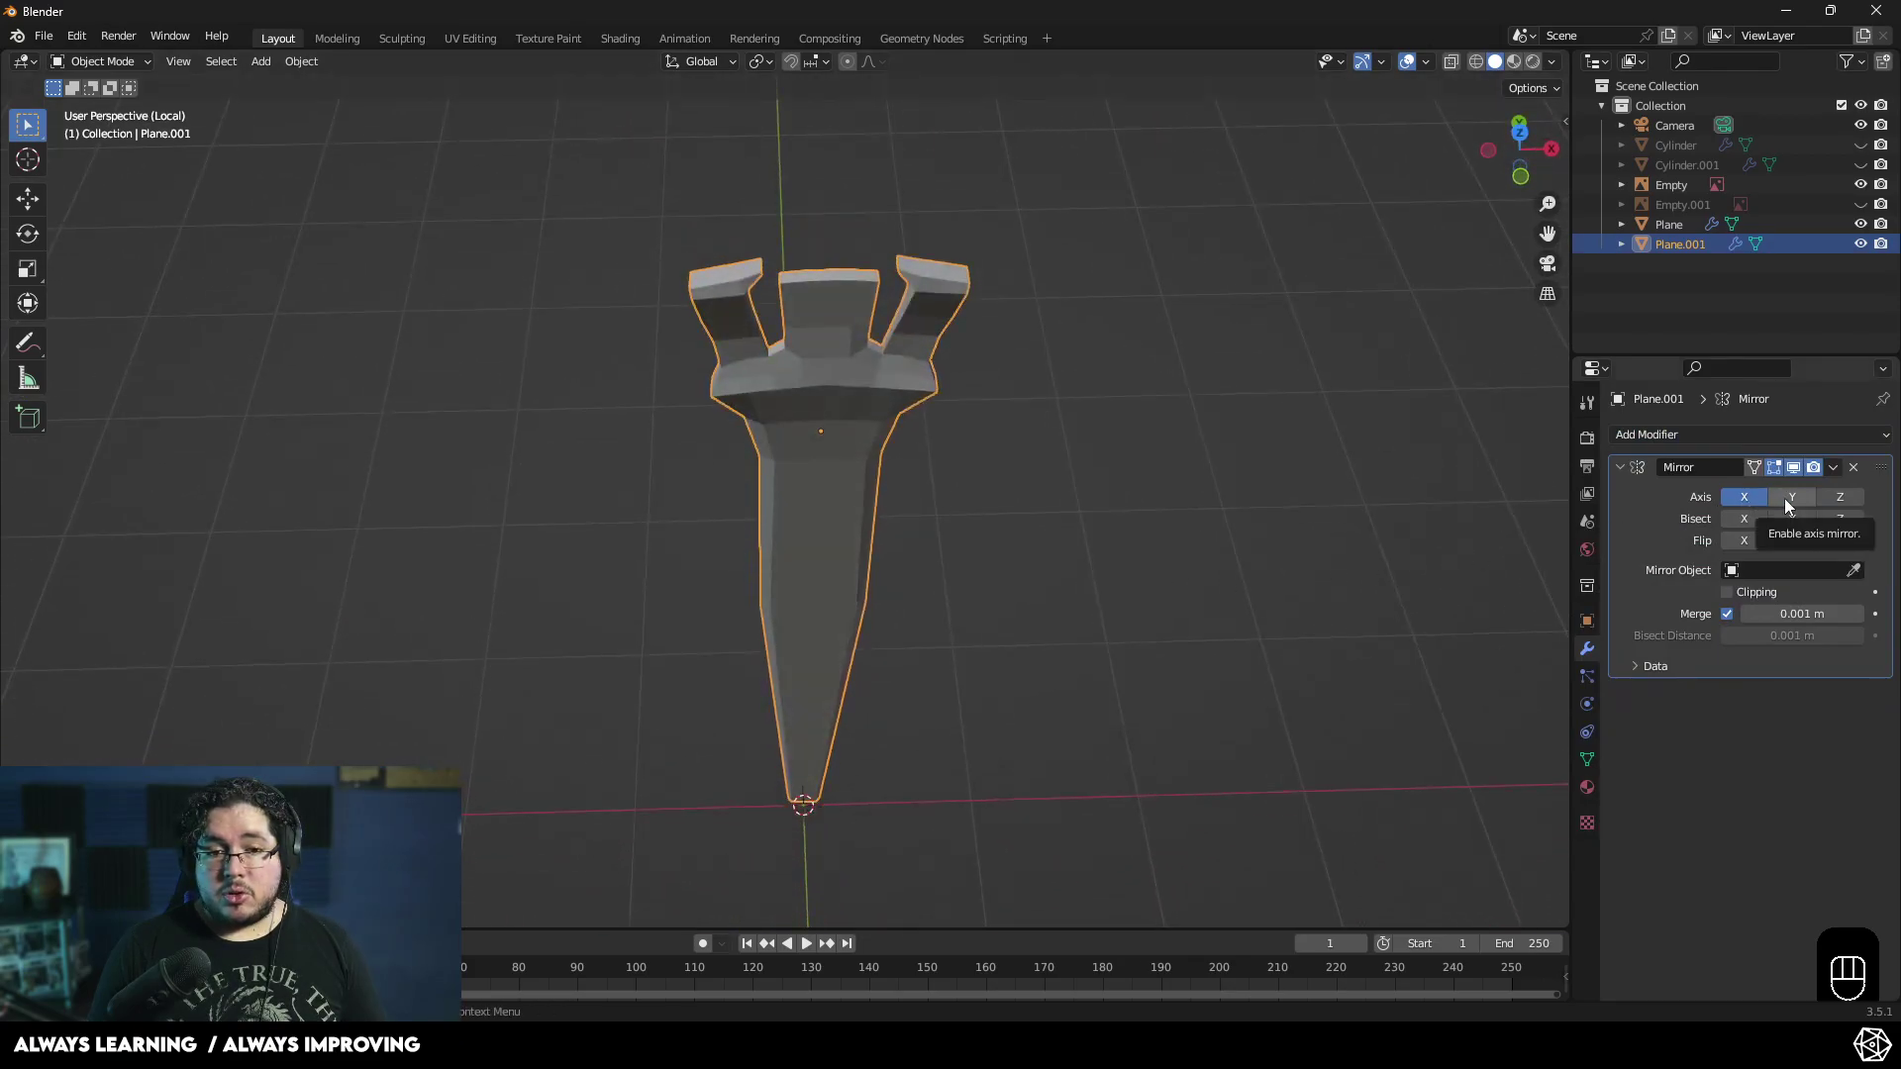
click(1789, 505)
drag(1108, 501, 1028, 434)
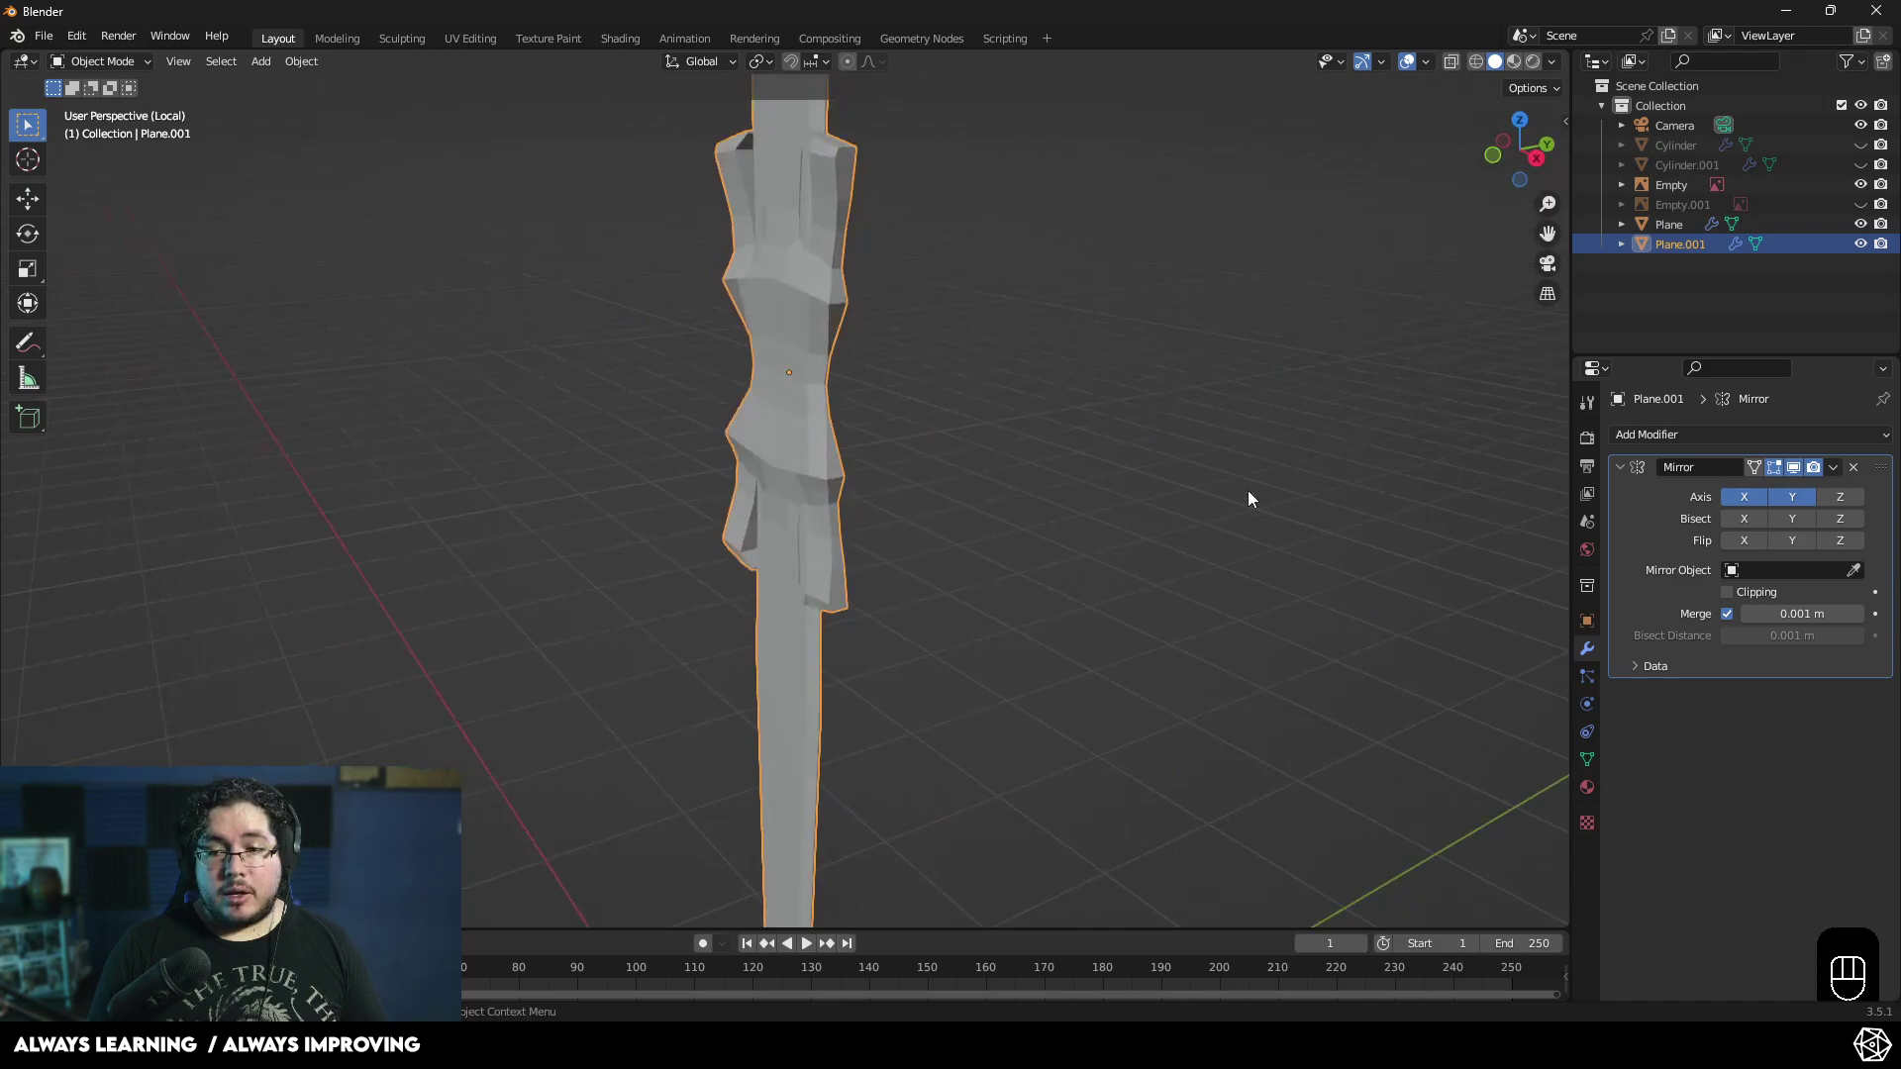
- Undo a stray change, save, and apply All Transforms to the hilt piece
key(ctrl+z)
middle_click(1186, 566)
key(shift+a)
key(ctrl+s)
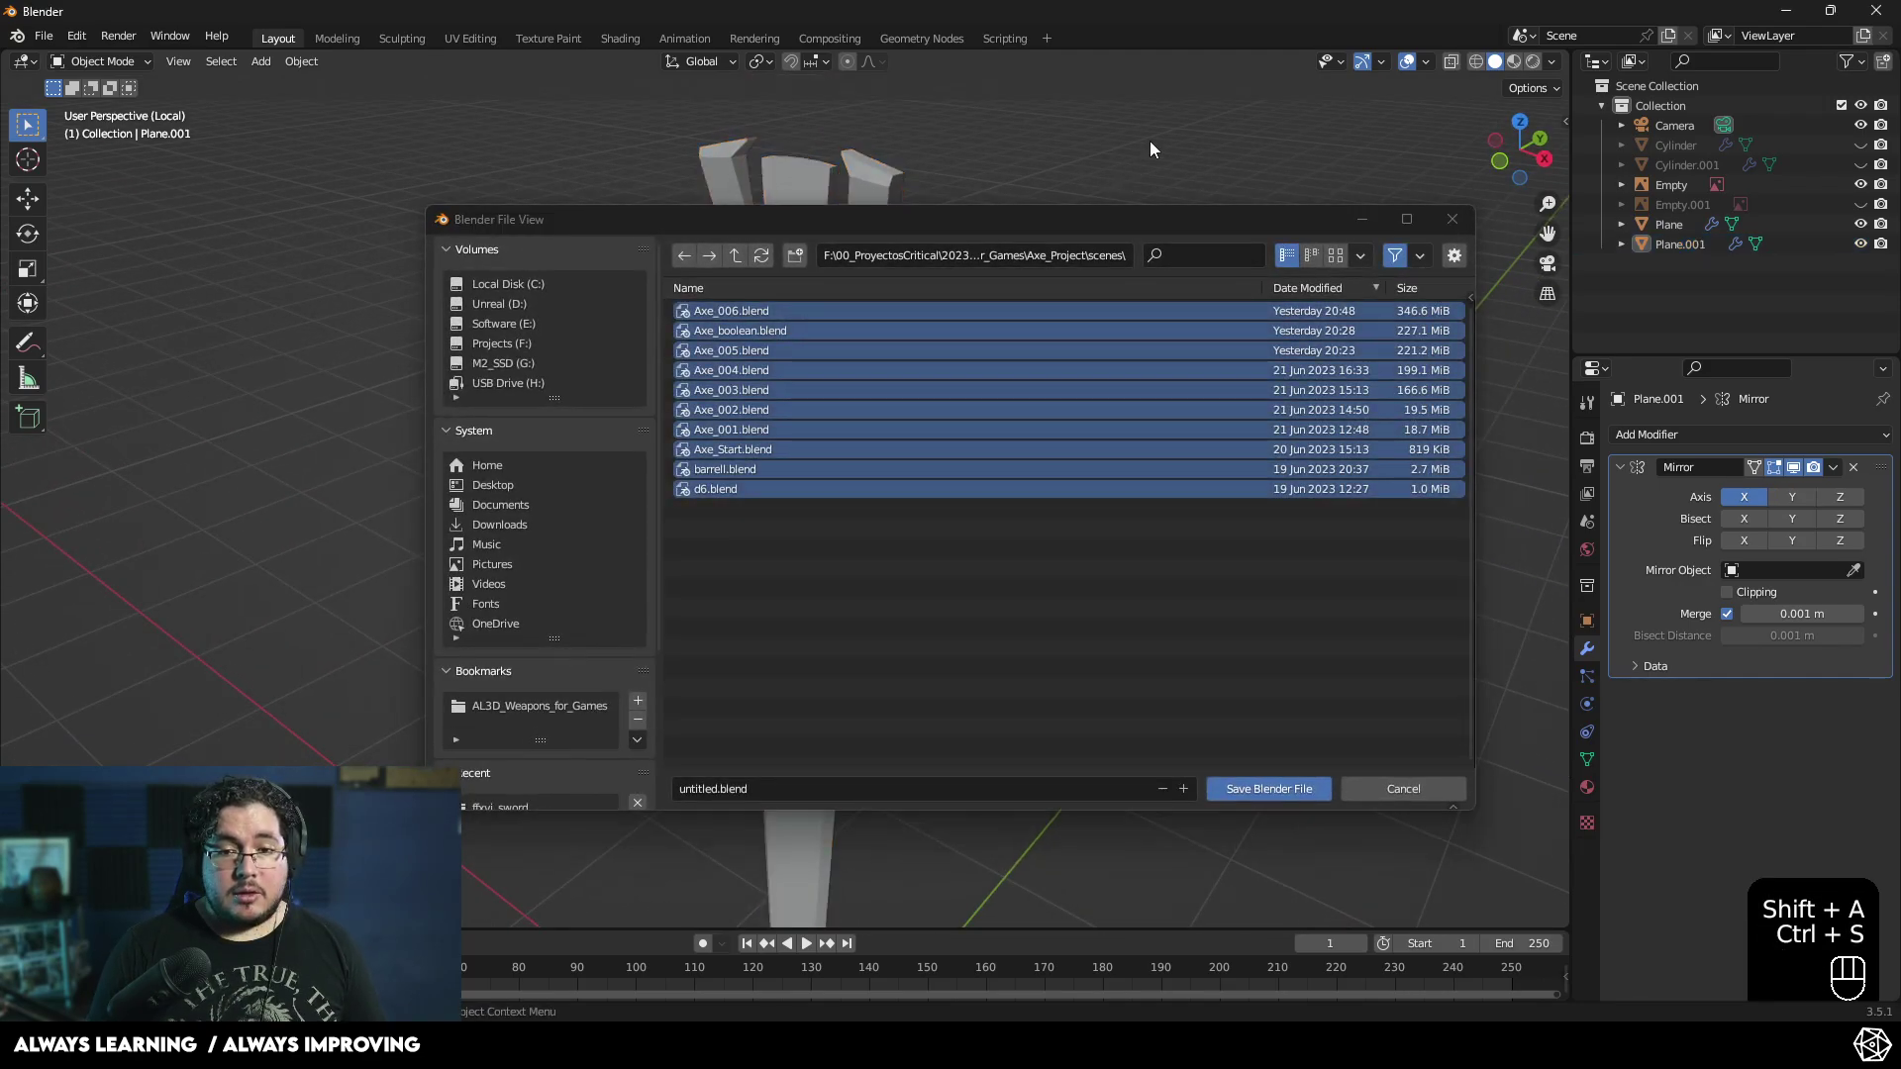
key(ctrl+a)
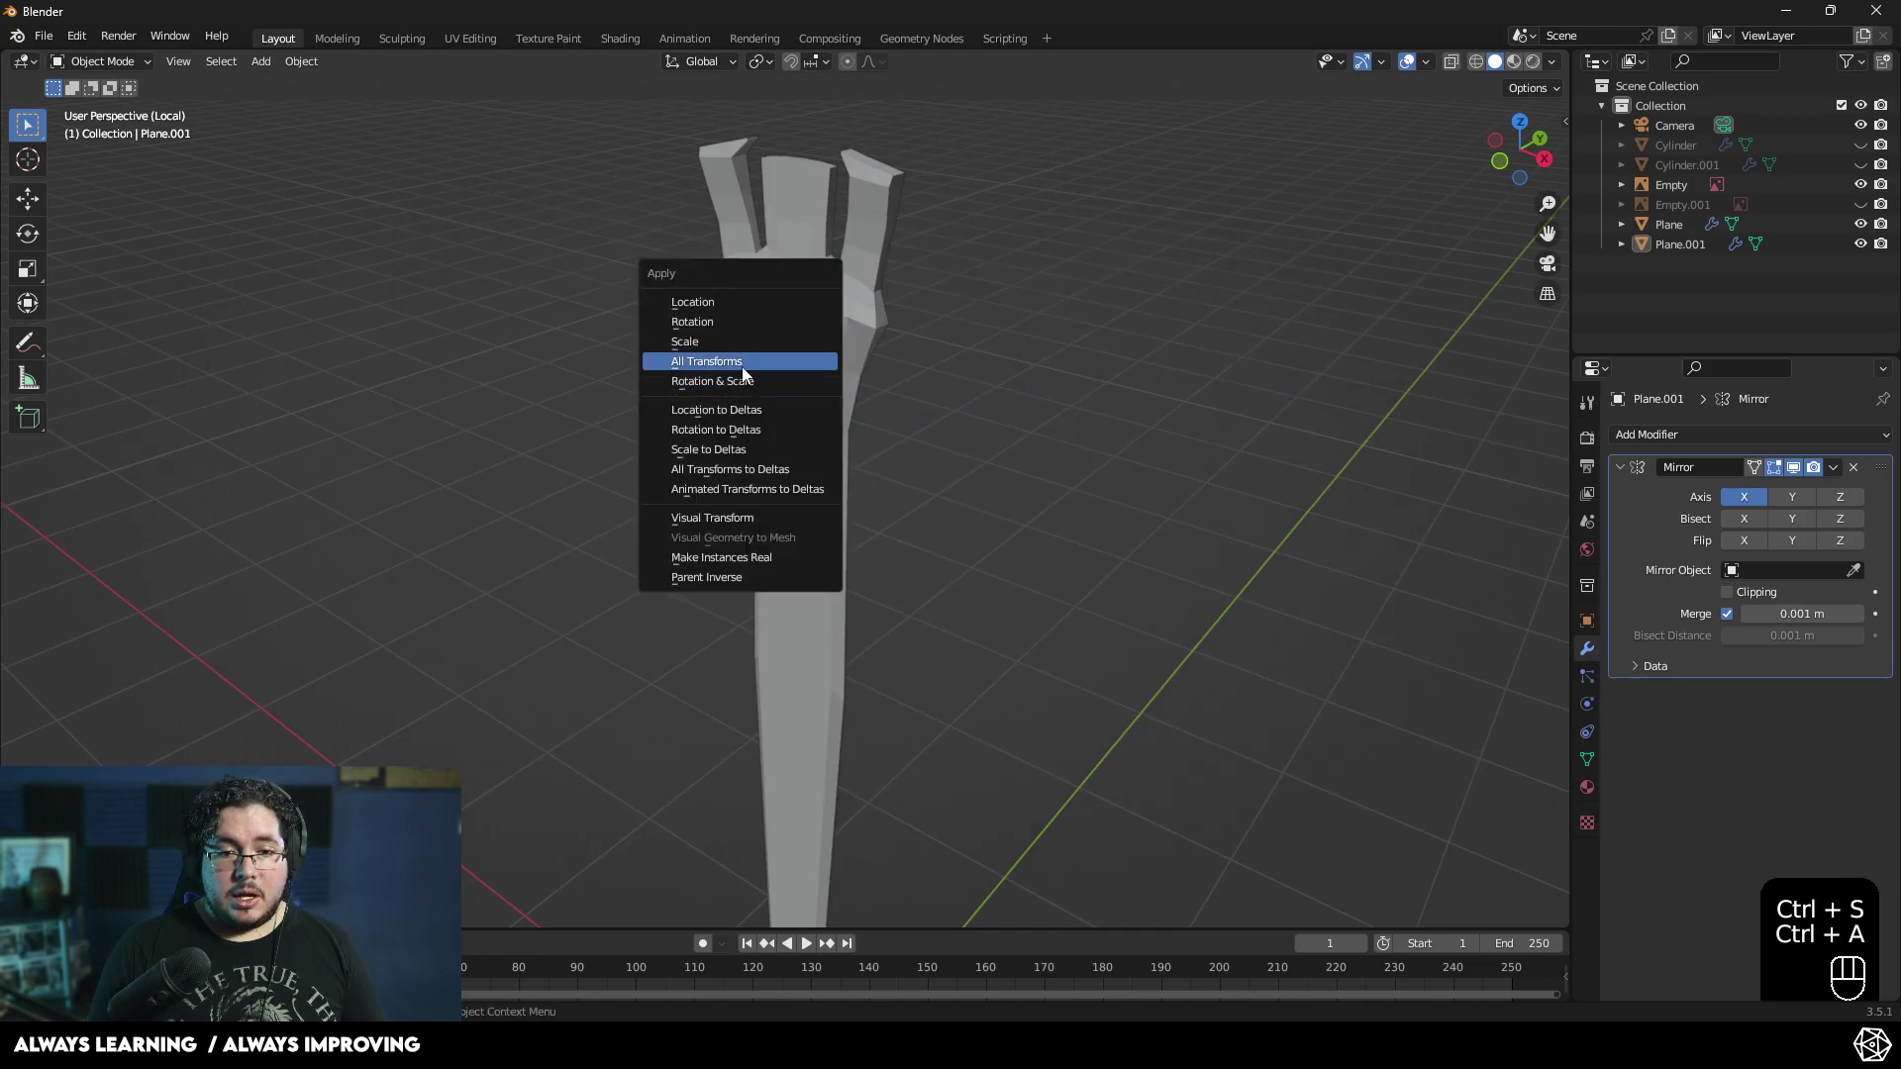
drag(936, 401, 890, 413)
click(788, 366)
- Test a Subdivision modifier on the piece and inspect the smoothed result from all sides
key(ctrl+a)
click(1781, 504)
drag(1127, 467, 1312, 492)
drag(1002, 505, 1191, 444)
drag(969, 468, 997, 380)
drag(852, 450, 564, 474)
drag(751, 447, 689, 411)
drag(706, 347, 719, 318)
drag(721, 383, 721, 562)
drag(801, 631, 1039, 620)
click(1048, 601)
drag(914, 623, 826, 518)
click(816, 502)
drag(985, 495, 1383, 467)
drag(1705, 434, 1548, 797)
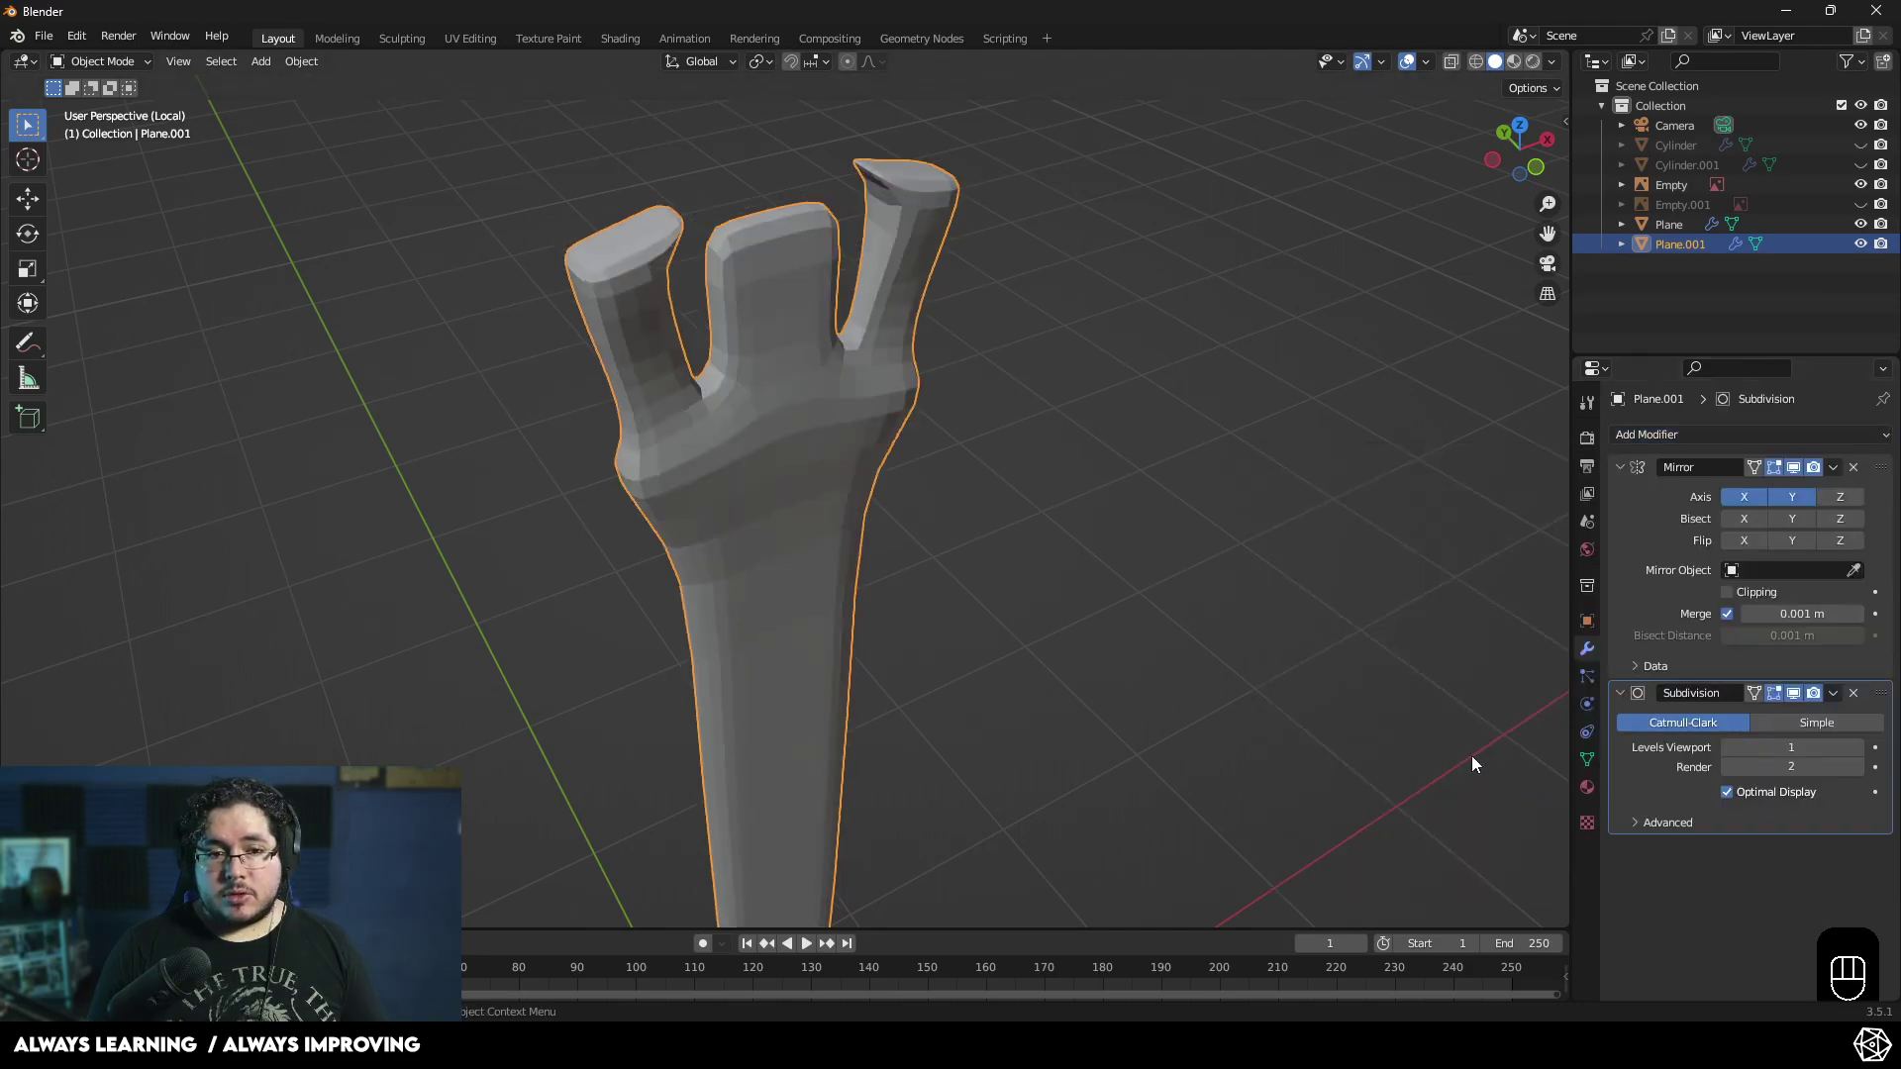
drag(1220, 618, 1109, 541)
drag(950, 657, 977, 501)
drag(1013, 550, 1087, 545)
drag(975, 612, 983, 669)
- Delete the Subdivision test and apply the Mirror, leaving the faceted piece with no modifiers
click(1794, 469)
click(1811, 474)
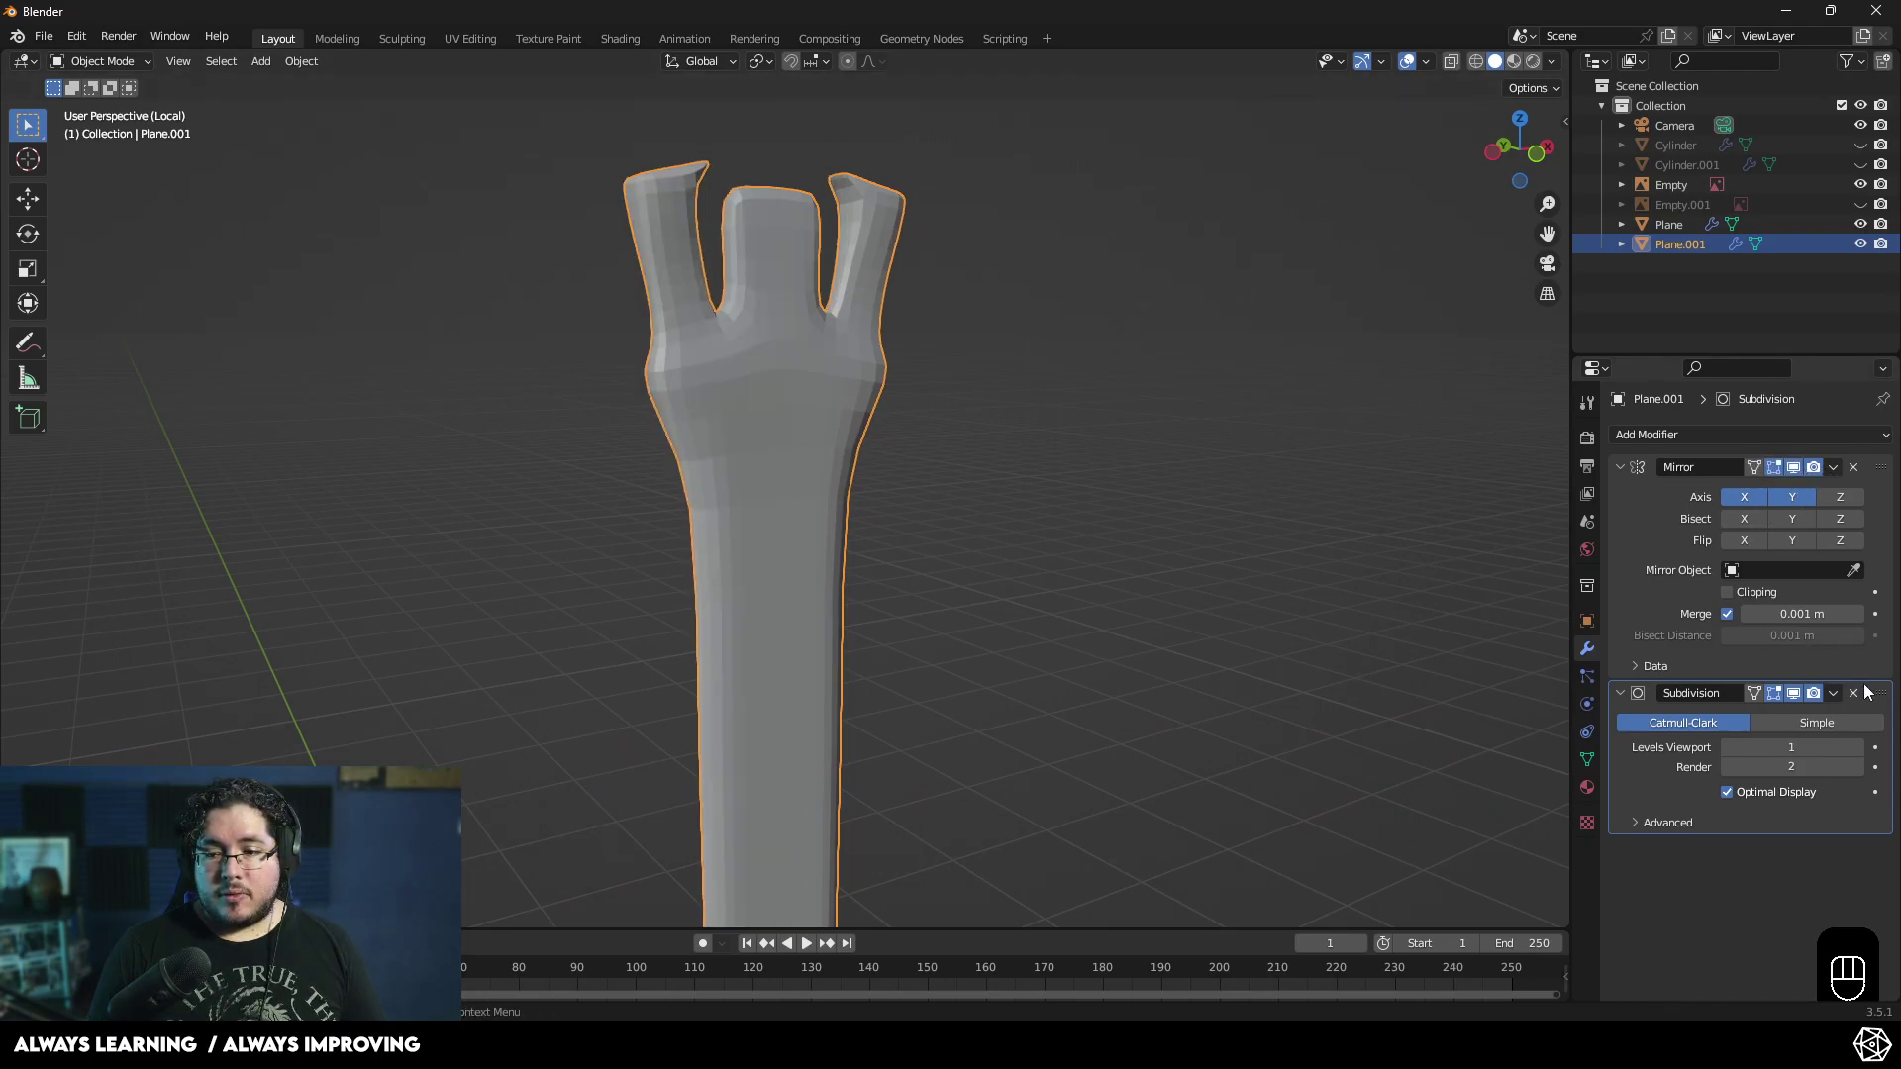
click(1869, 702)
middle_click(1083, 523)
drag(850, 521, 749, 635)
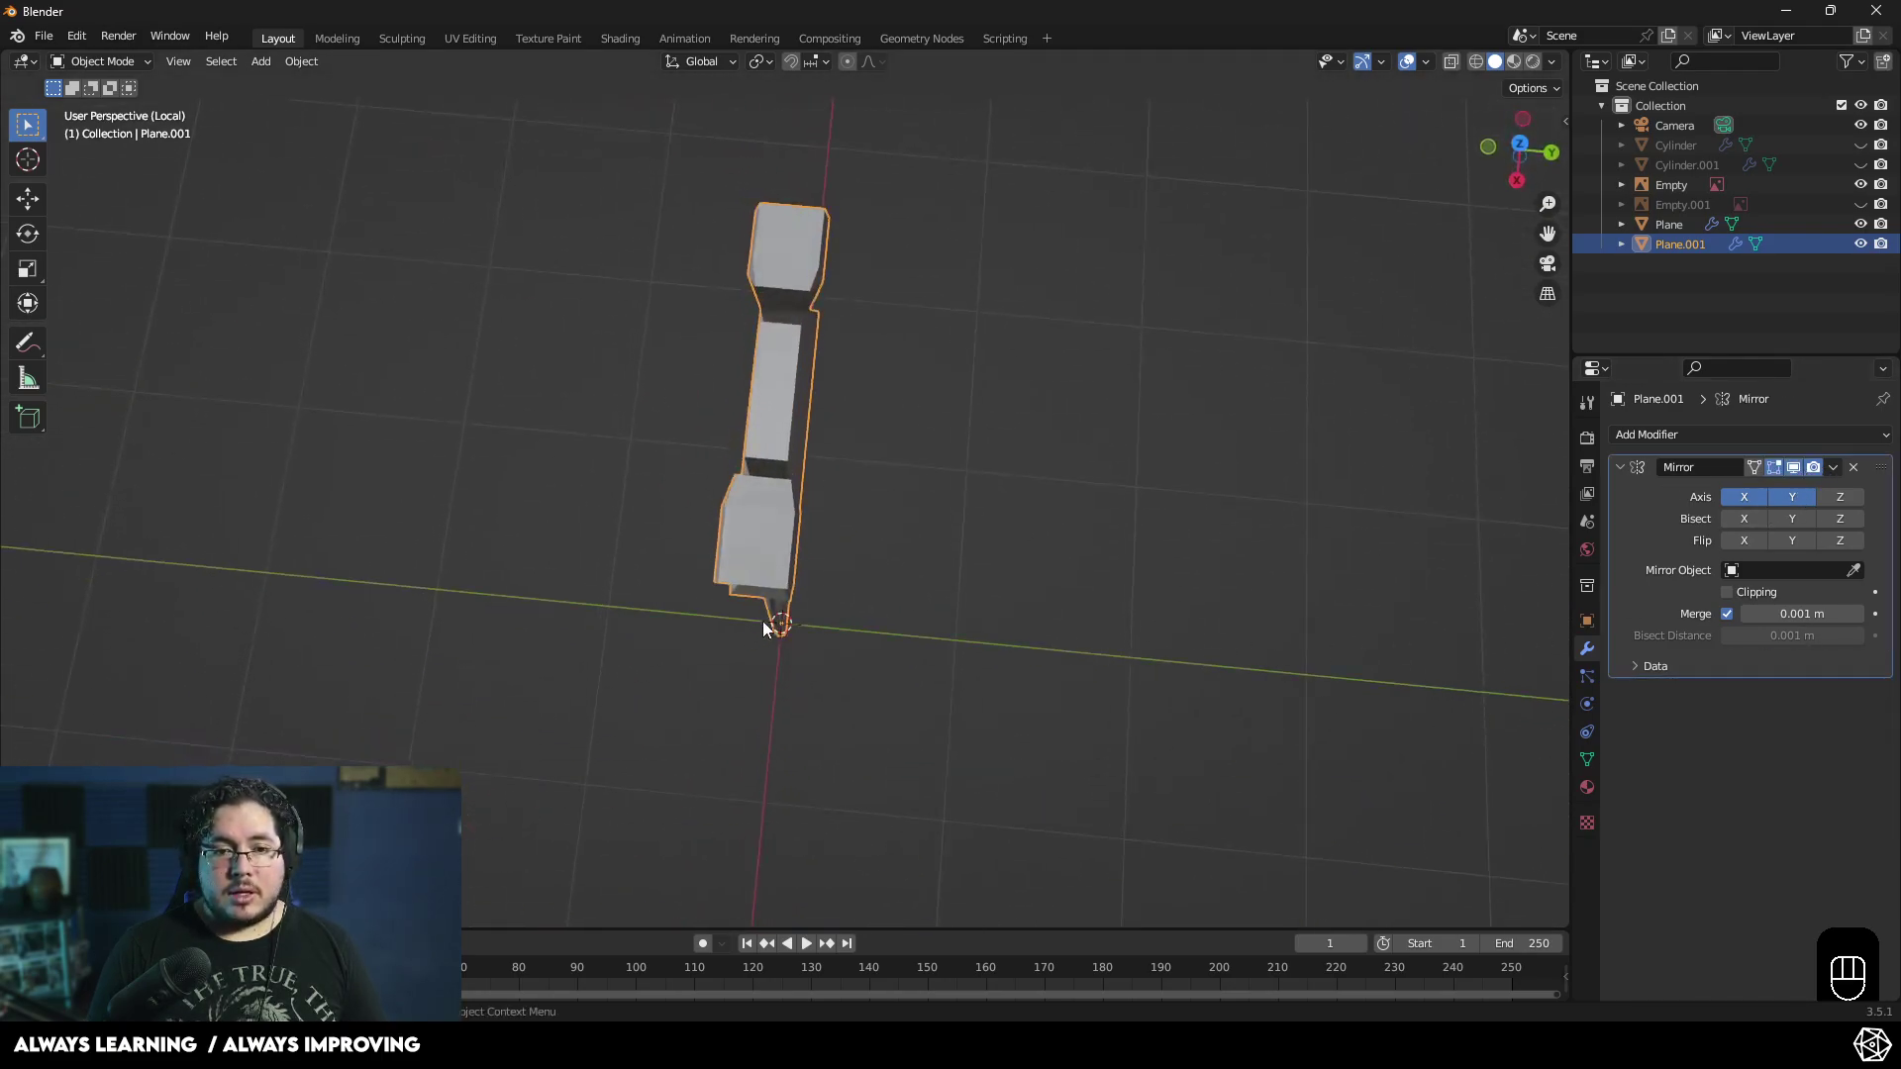
drag(1841, 475, 1762, 496)
drag(1071, 346, 1126, 324)
drag(1141, 408, 1142, 516)
drag(1128, 418, 1159, 356)
drag(1114, 388, 1143, 562)
drag(1096, 551, 1178, 536)
drag(1352, 481, 1371, 480)
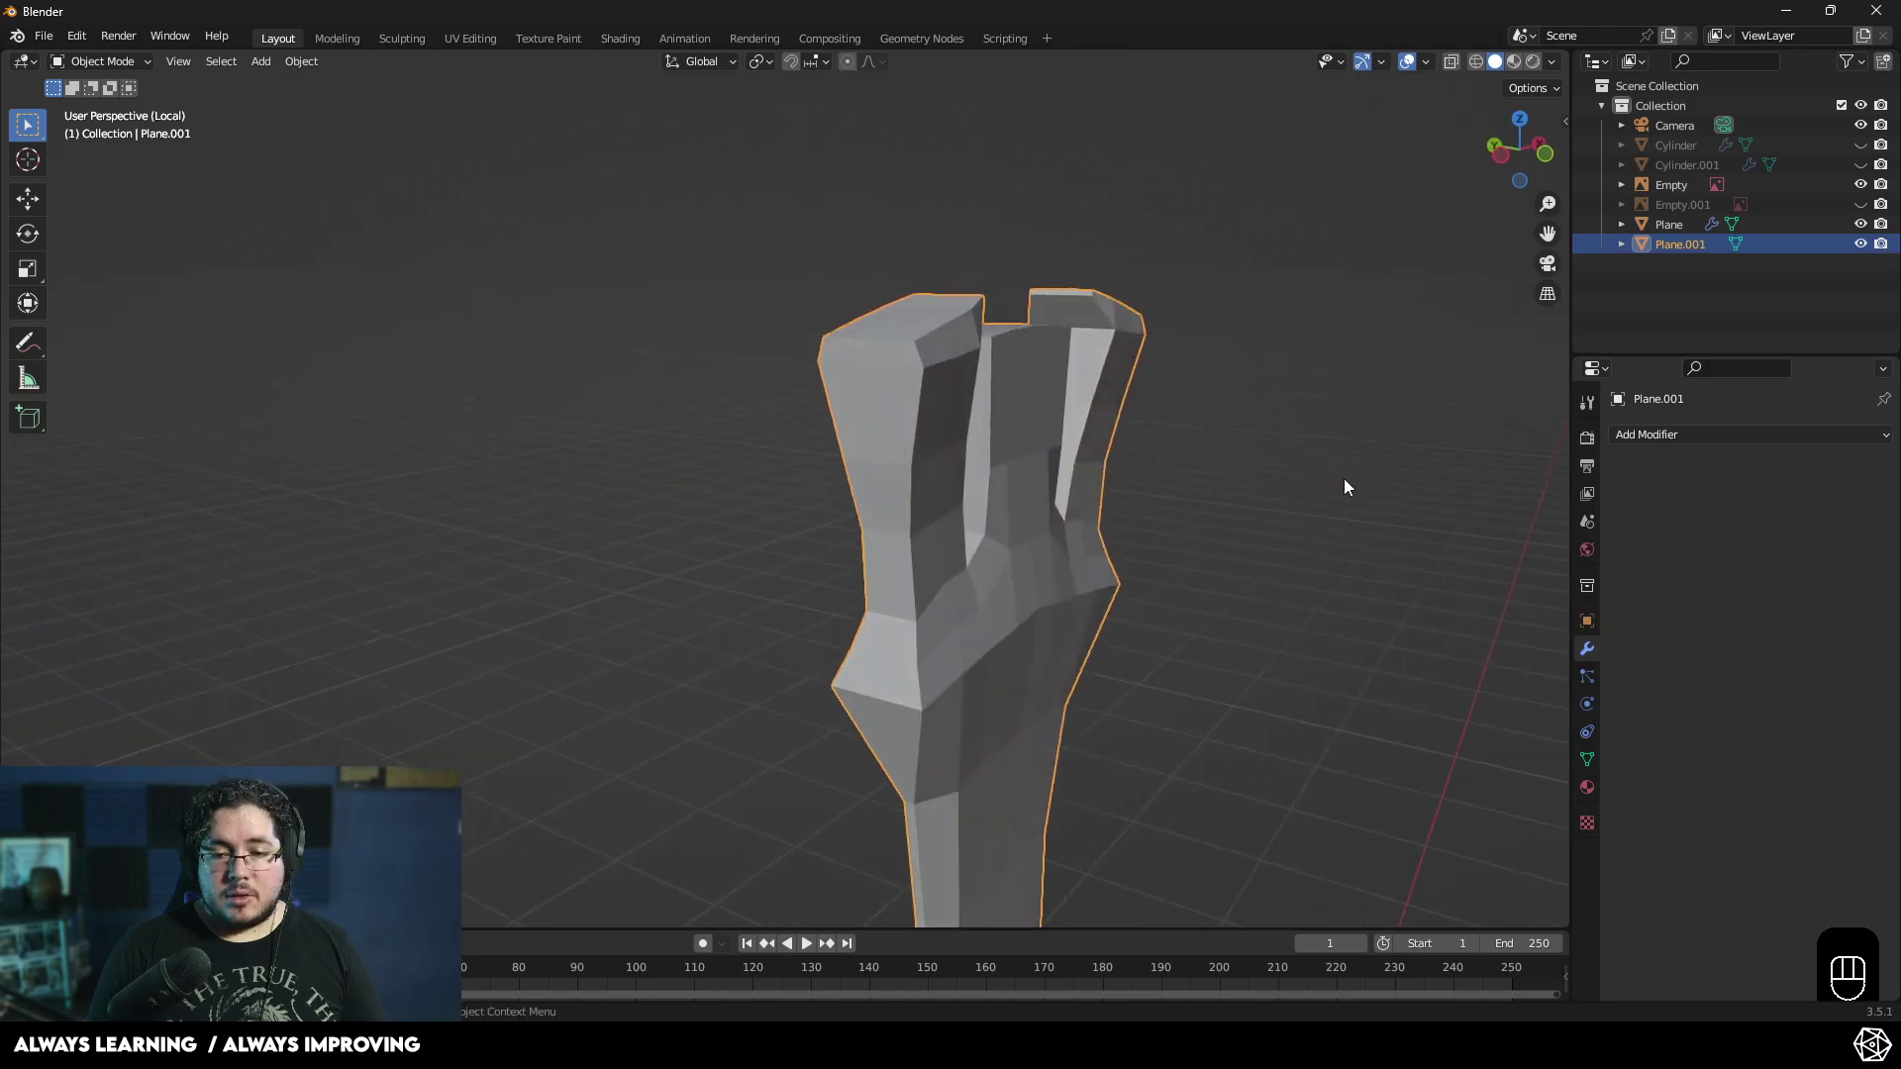
- Leave Local View, compare the hilt with the reference from the side and select the hilt piece
key(KP_Divide)
drag(963, 533, 1276, 496)
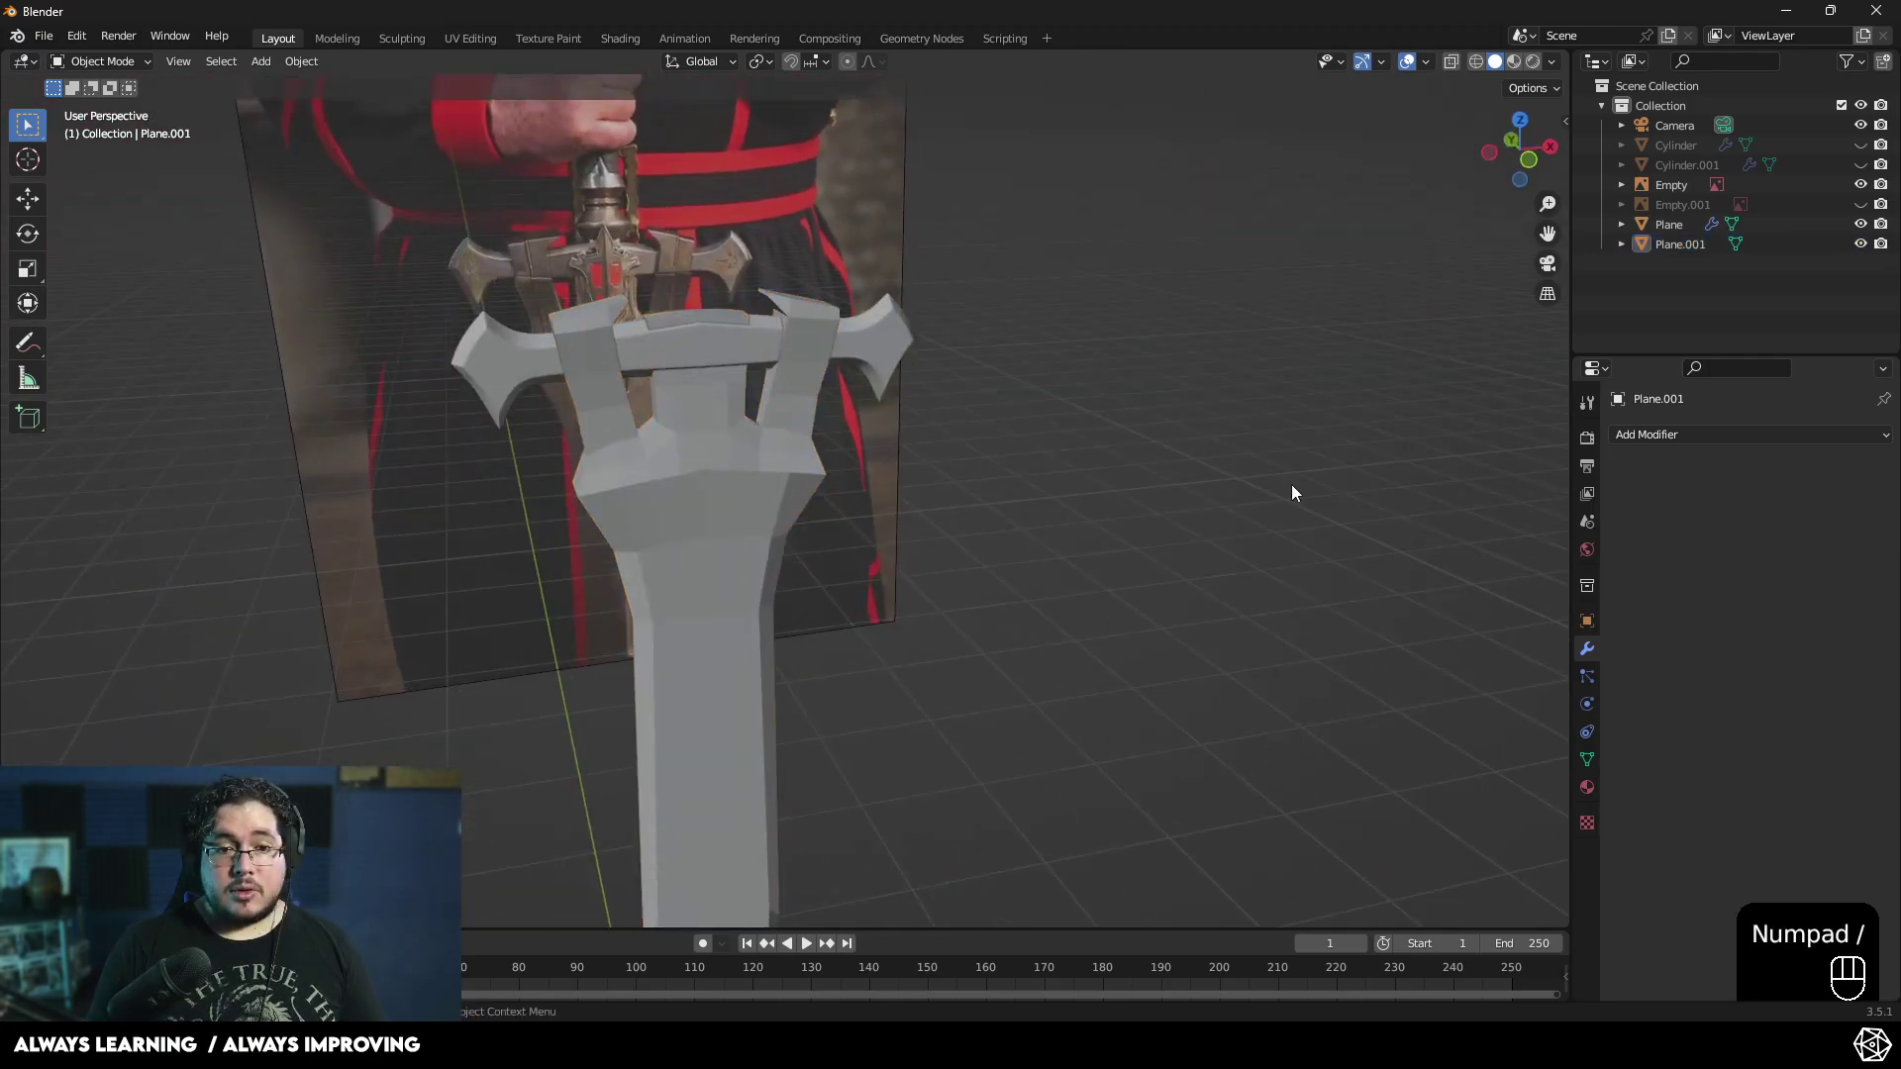
click(1874, 171)
click(1868, 147)
drag(867, 472, 825, 488)
drag(768, 466, 713, 404)
drag(740, 432, 762, 437)
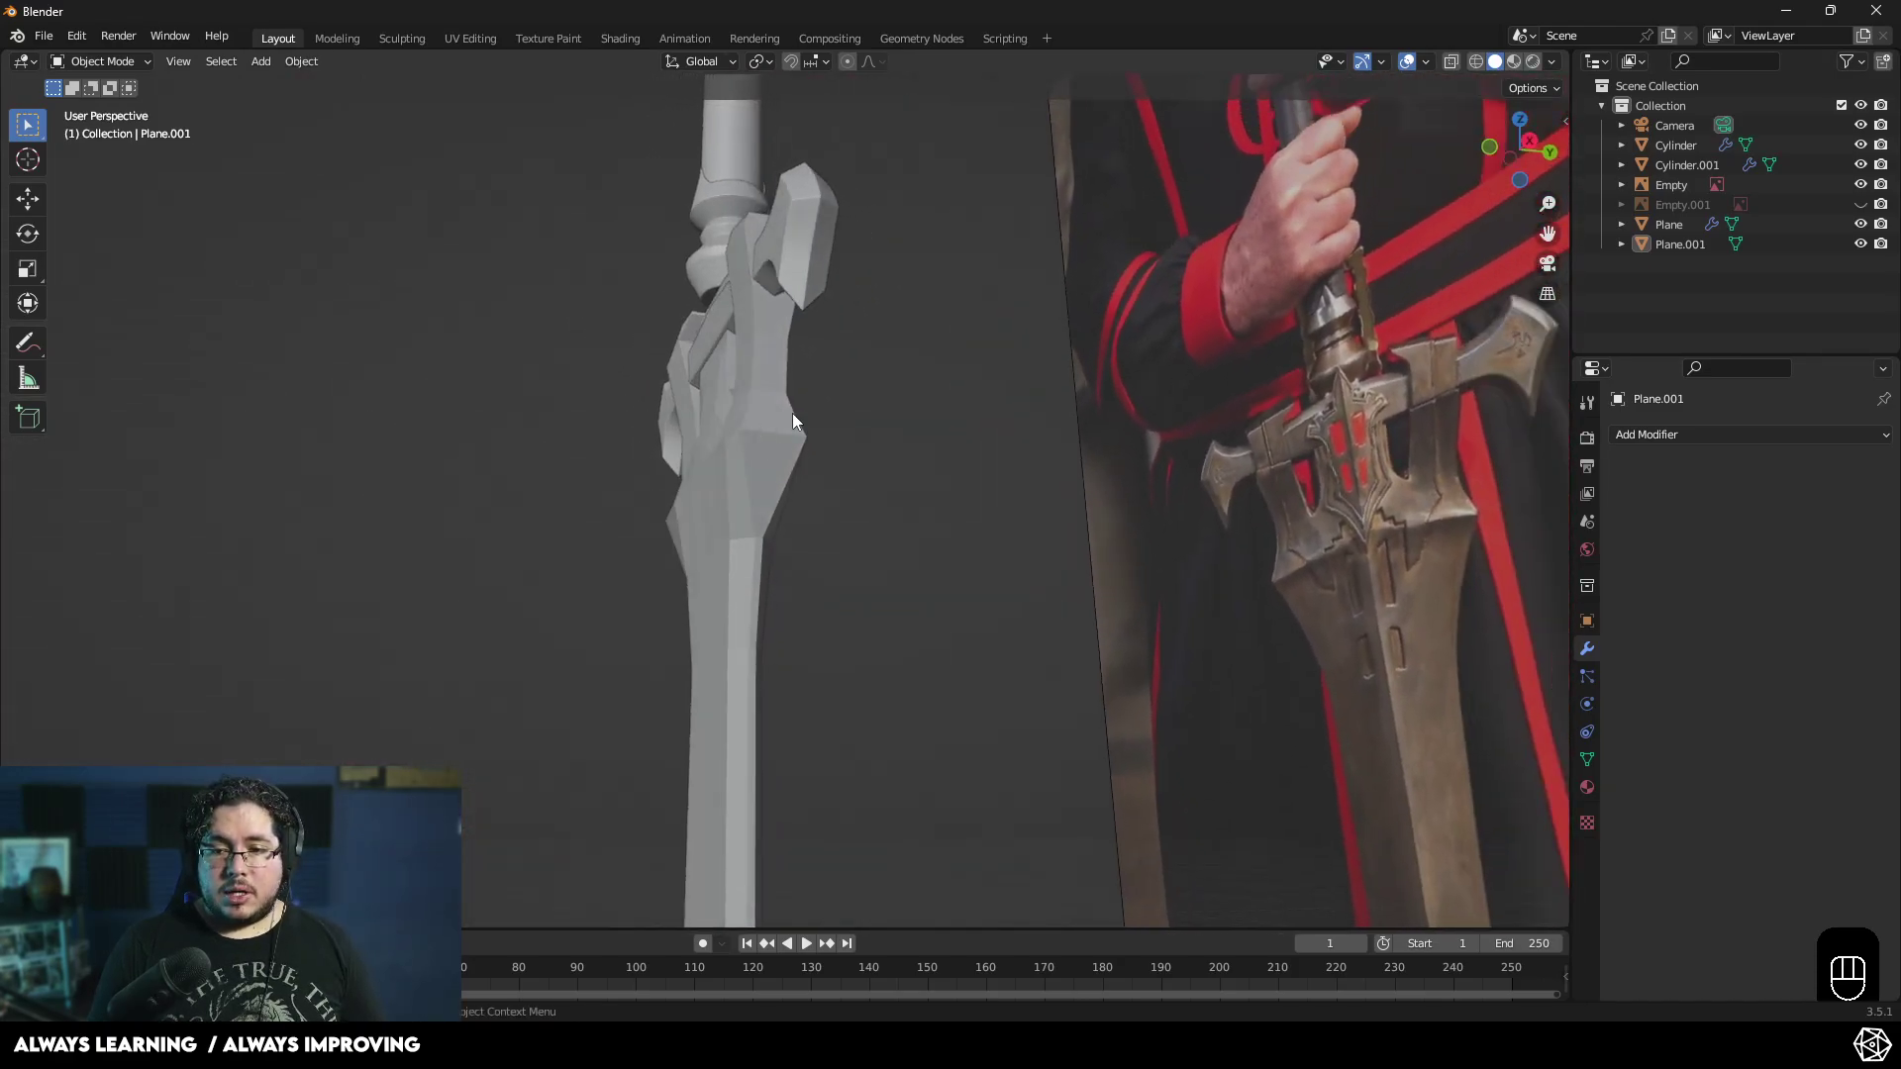
click(785, 372)
drag(751, 422, 757, 502)
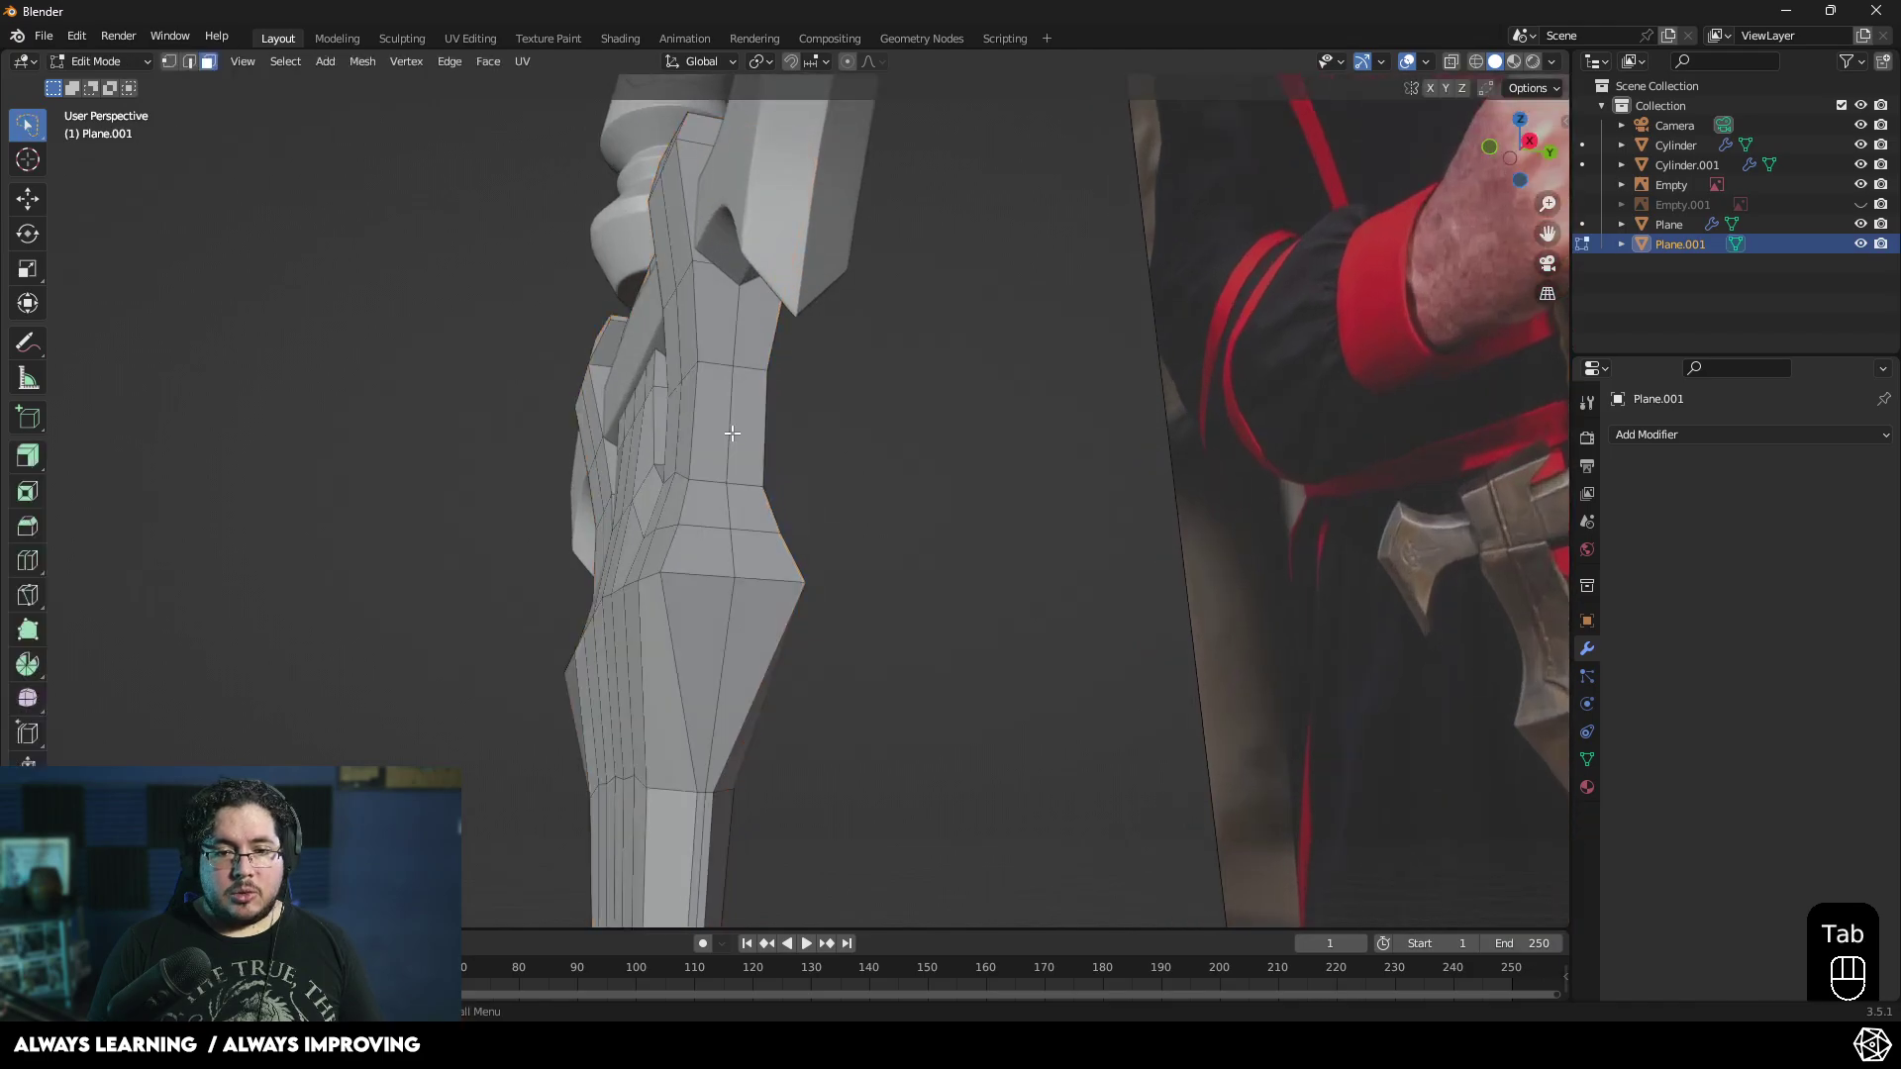
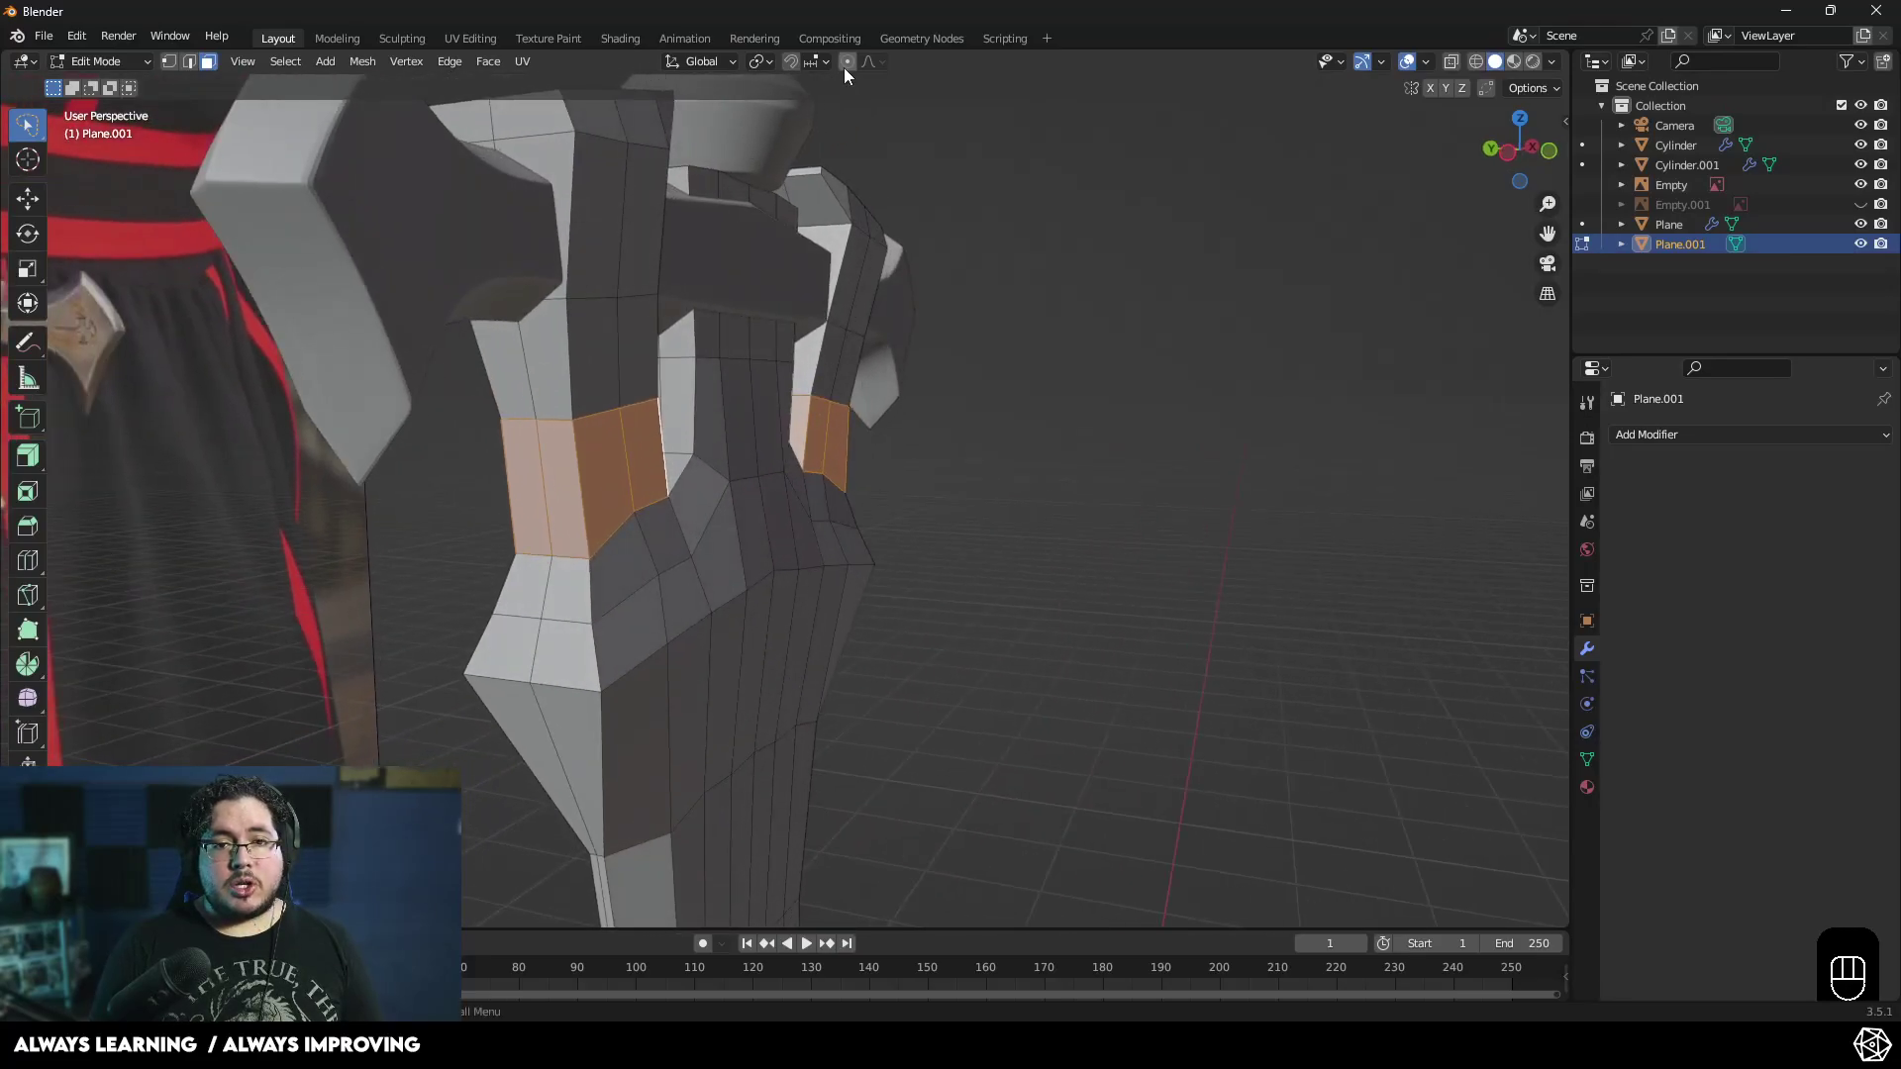
- With proportional editing on, scale the guard's side faces slightly narrower along Y
click(858, 69)
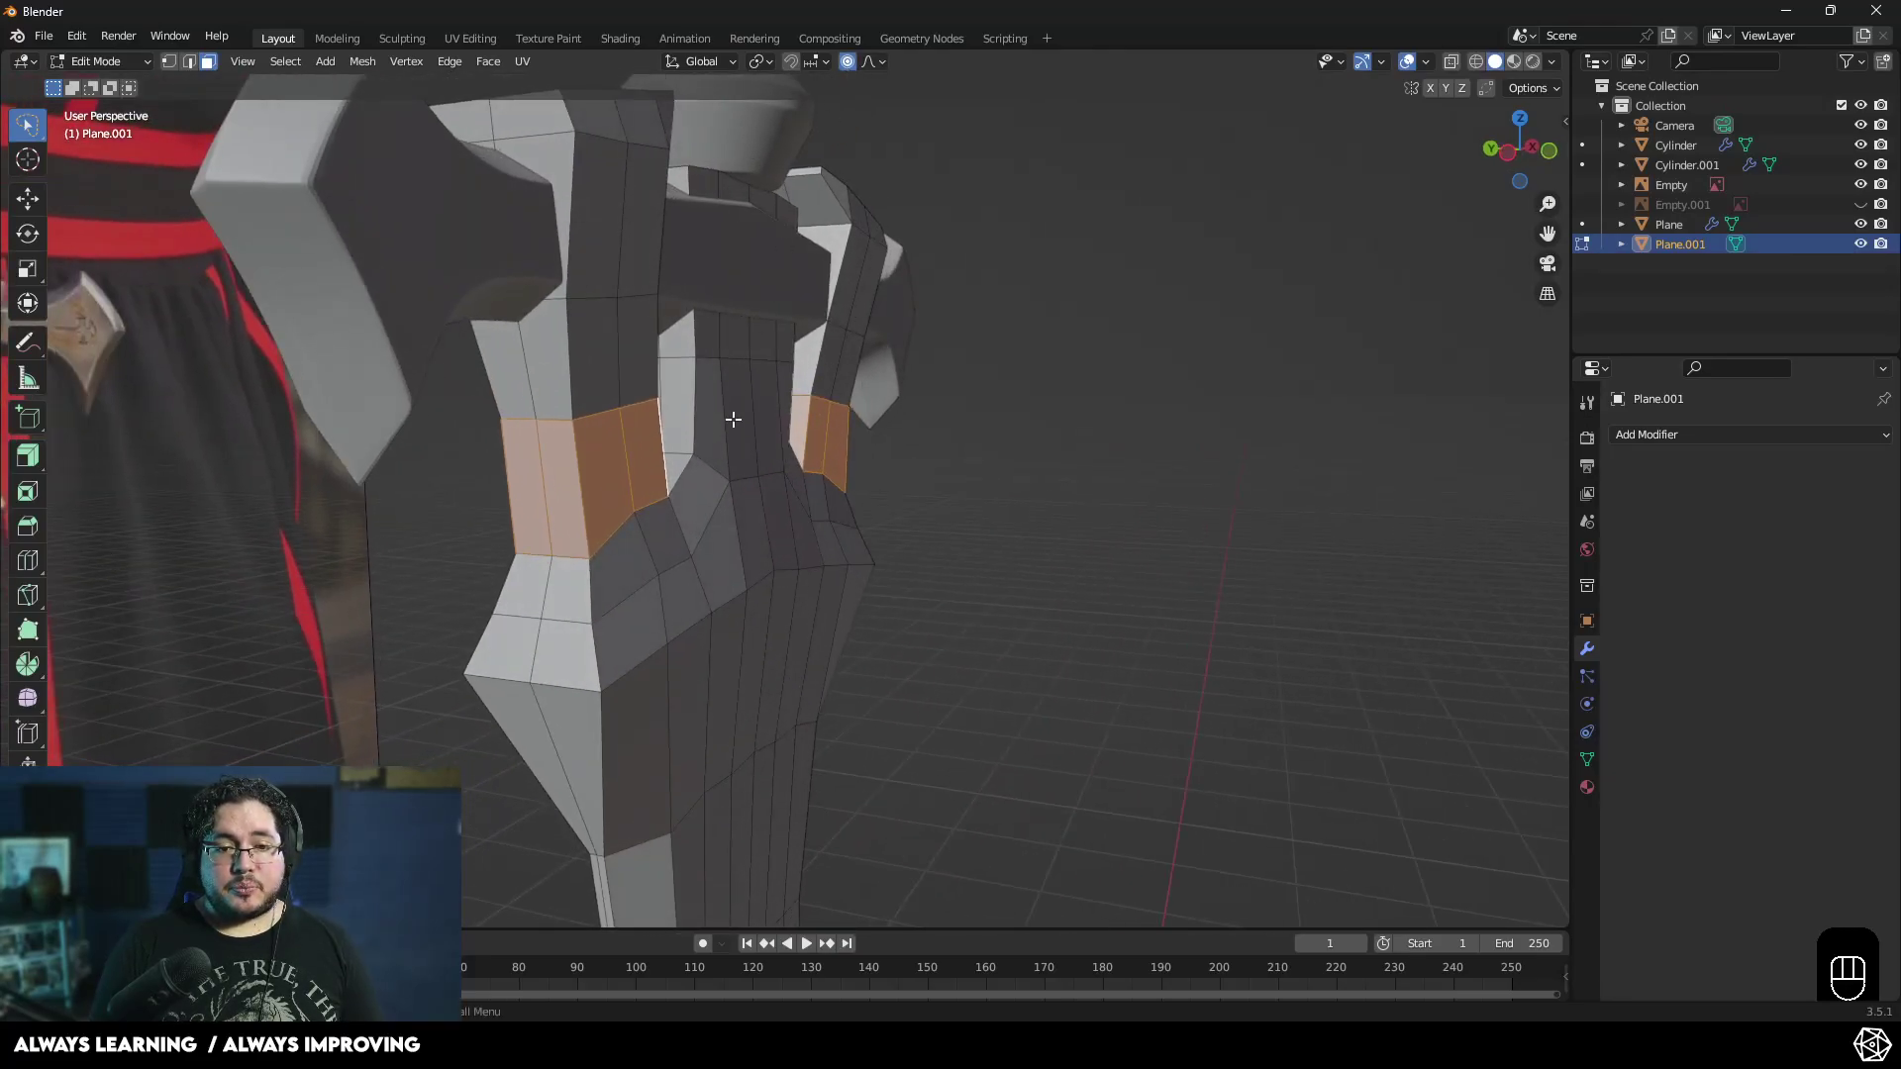
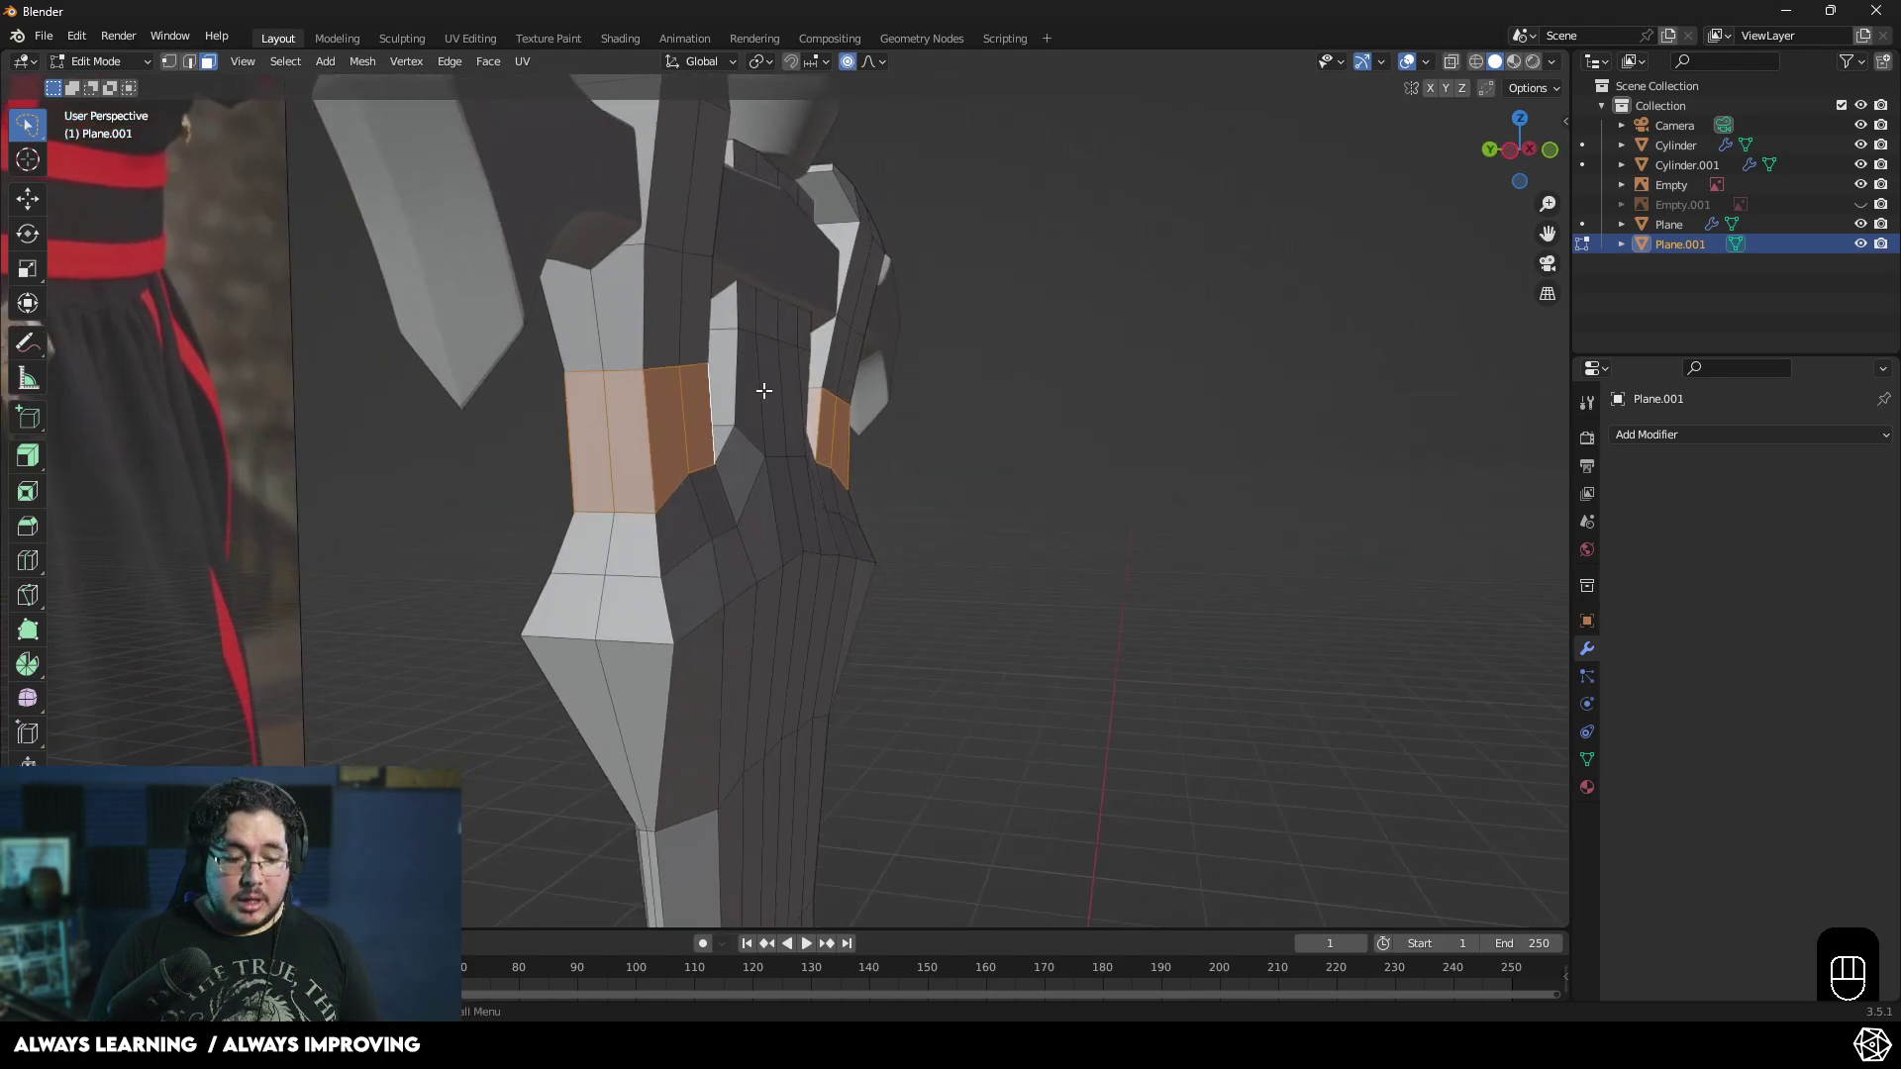
key(s)
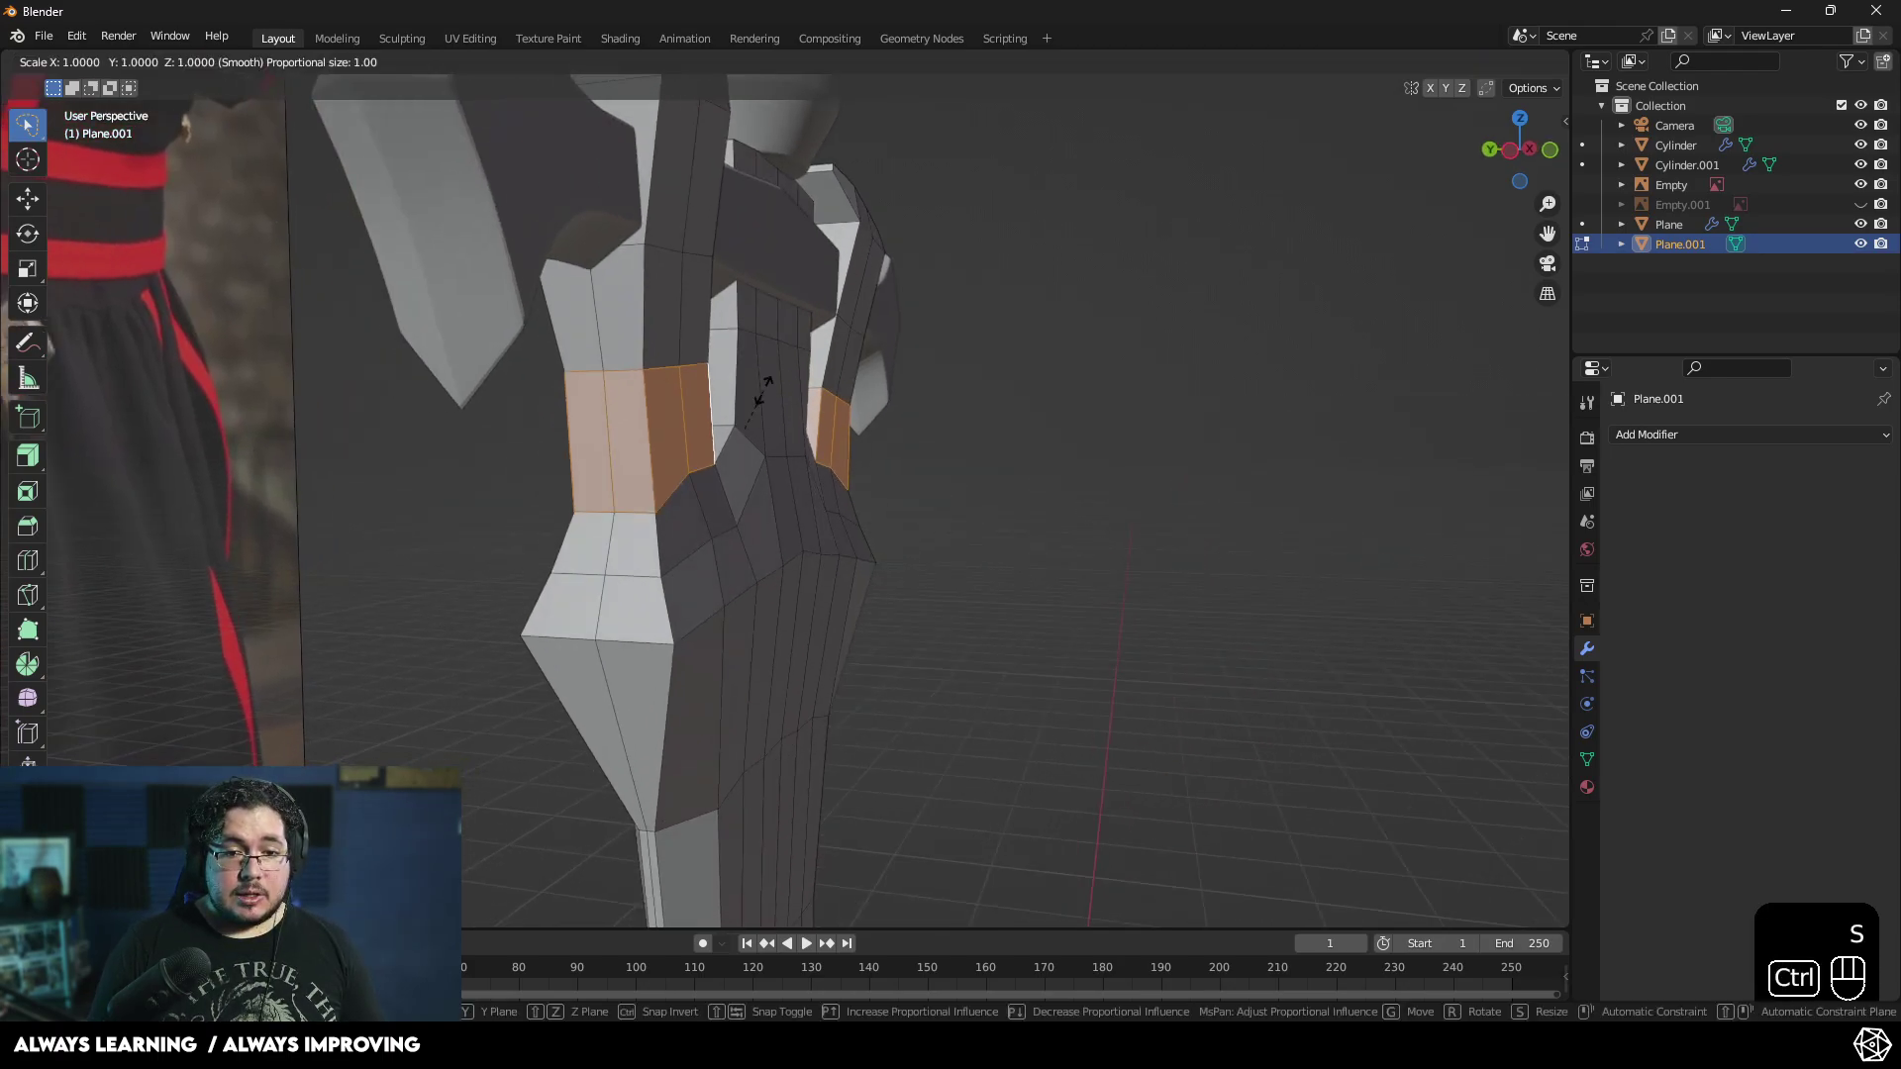
key(ctrl+z)
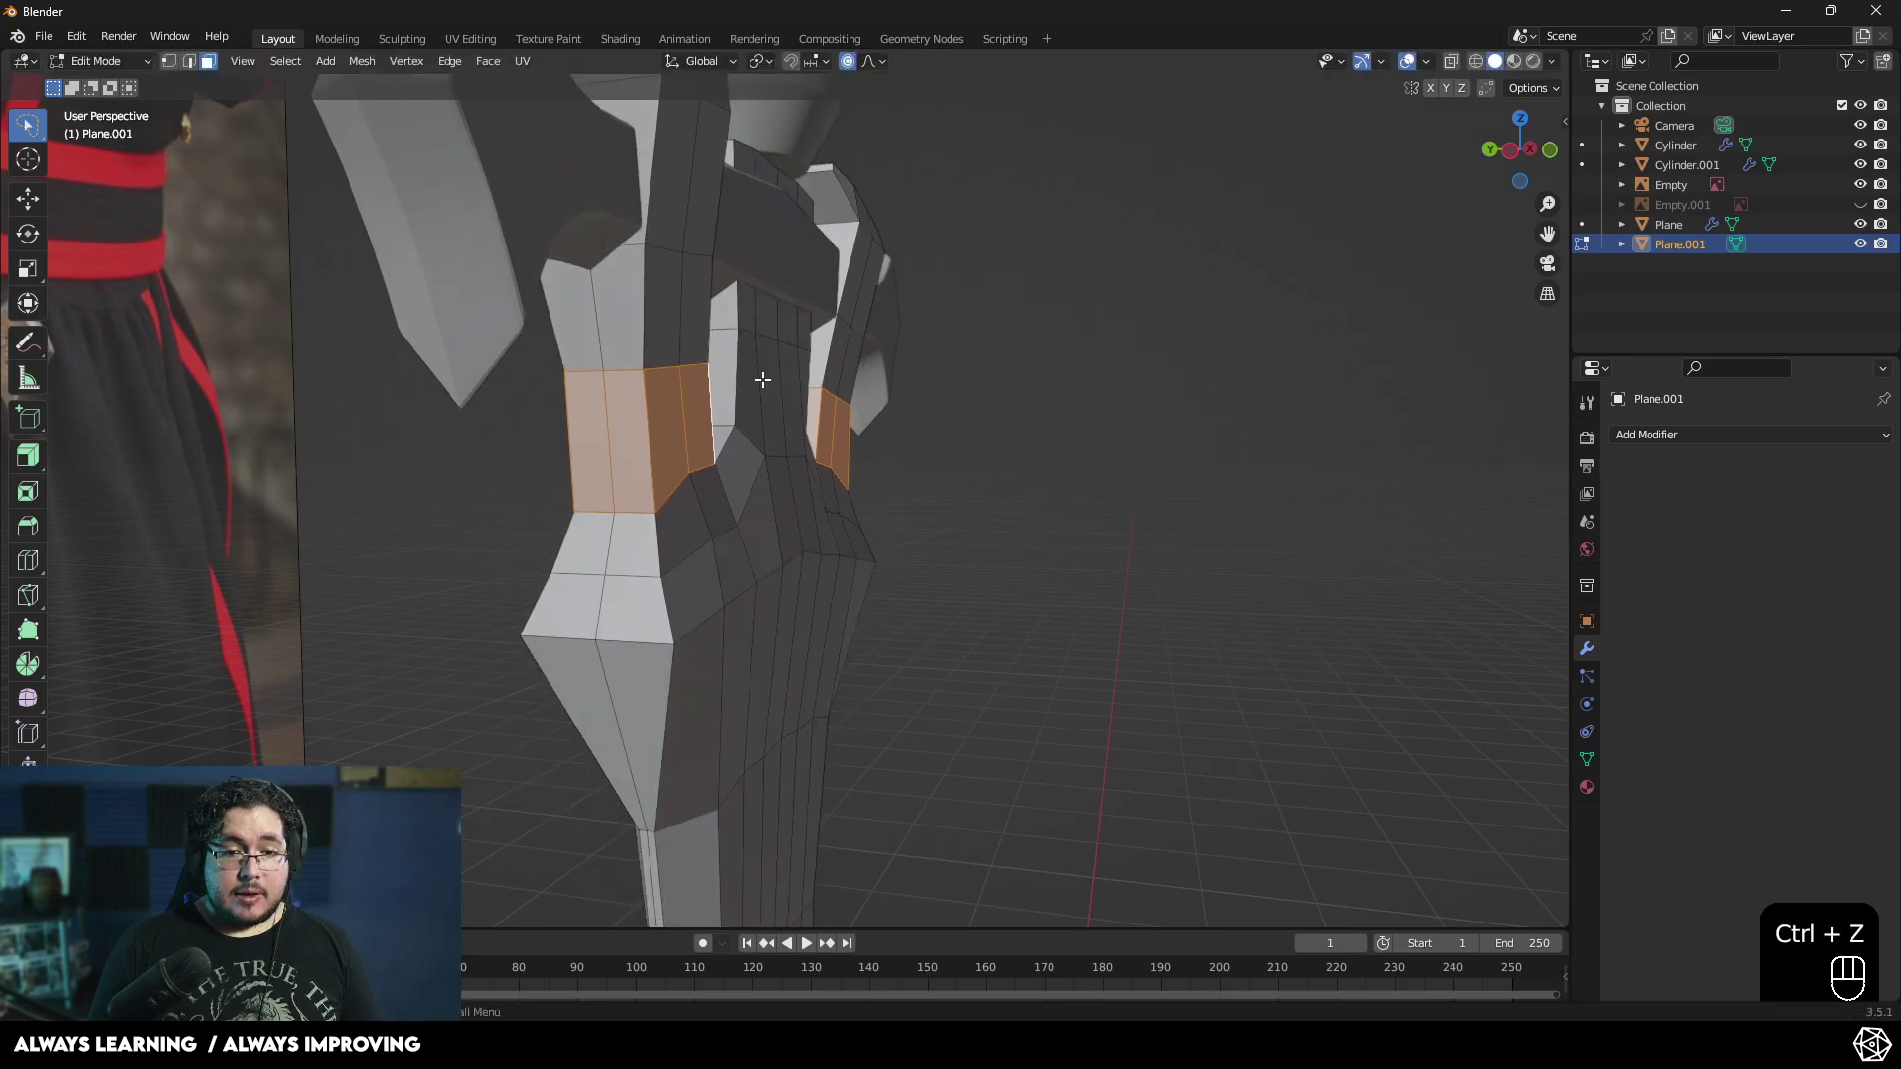
key(s)
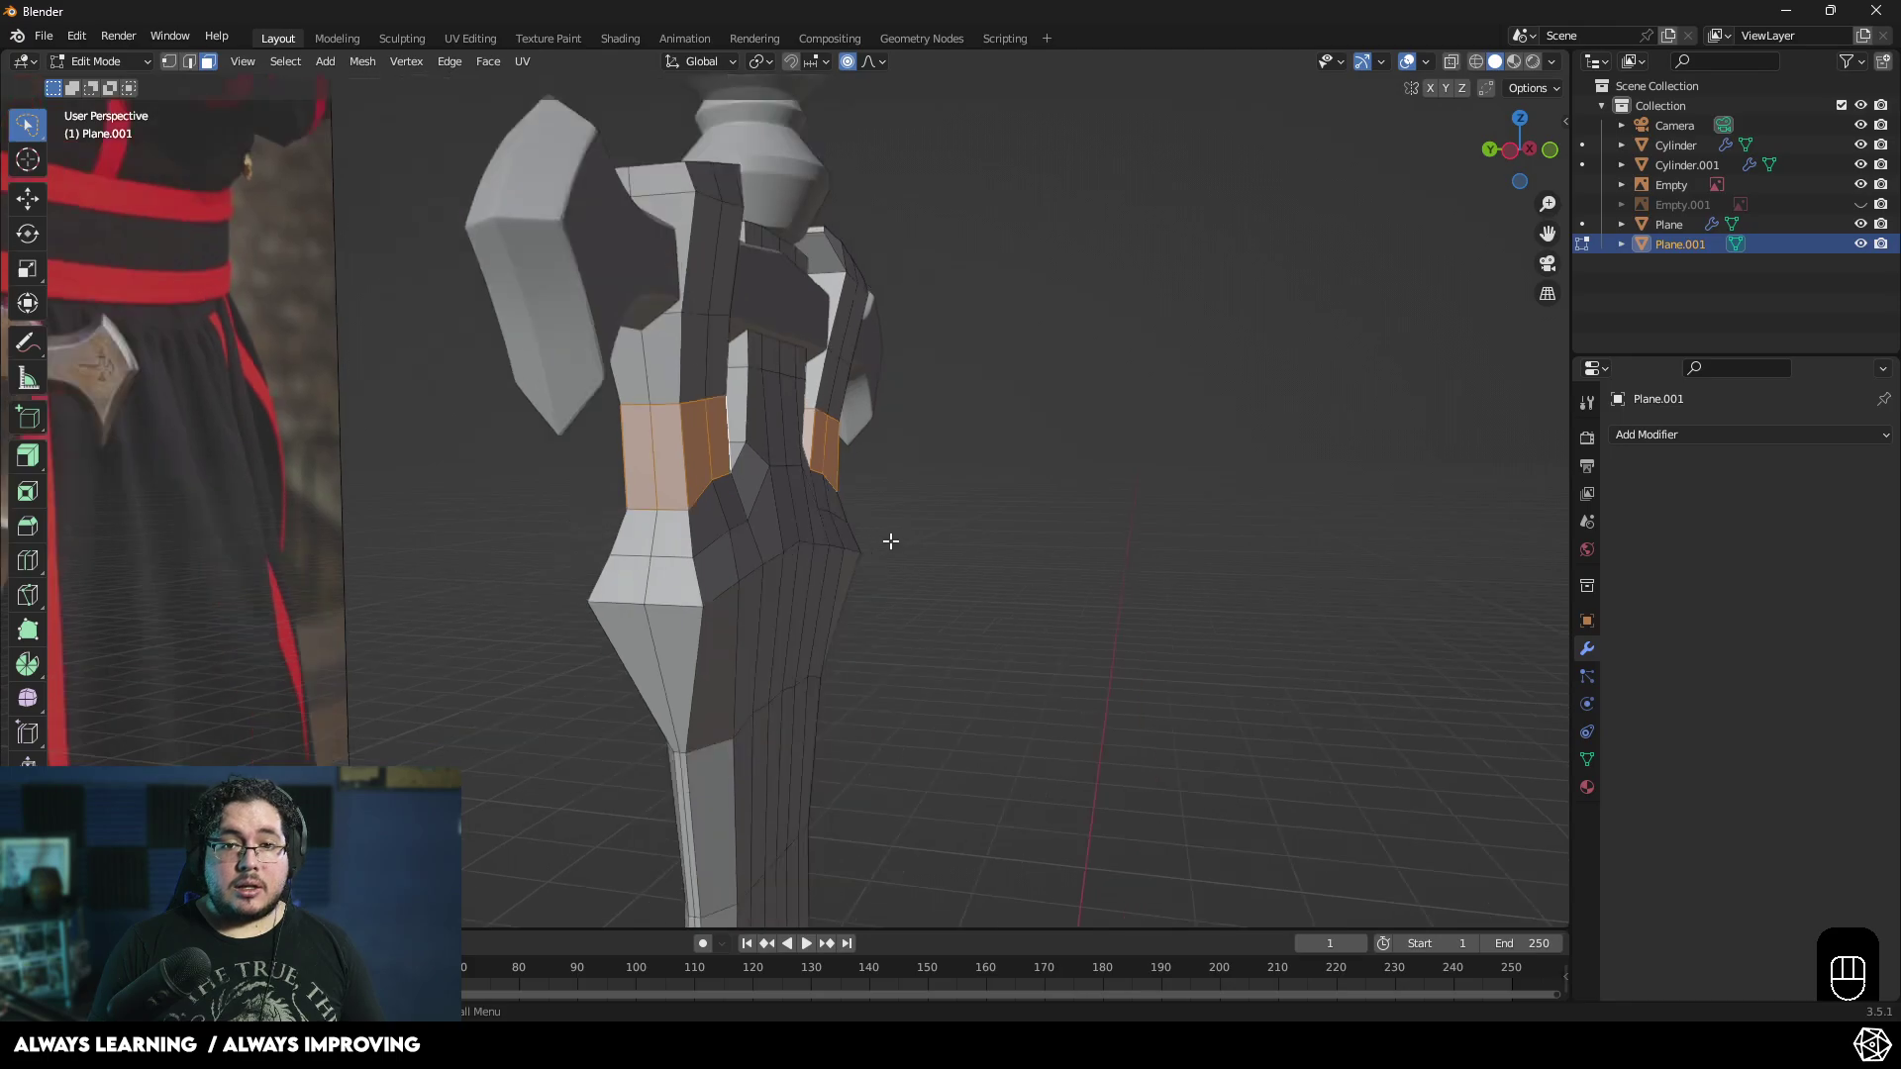
key(s)
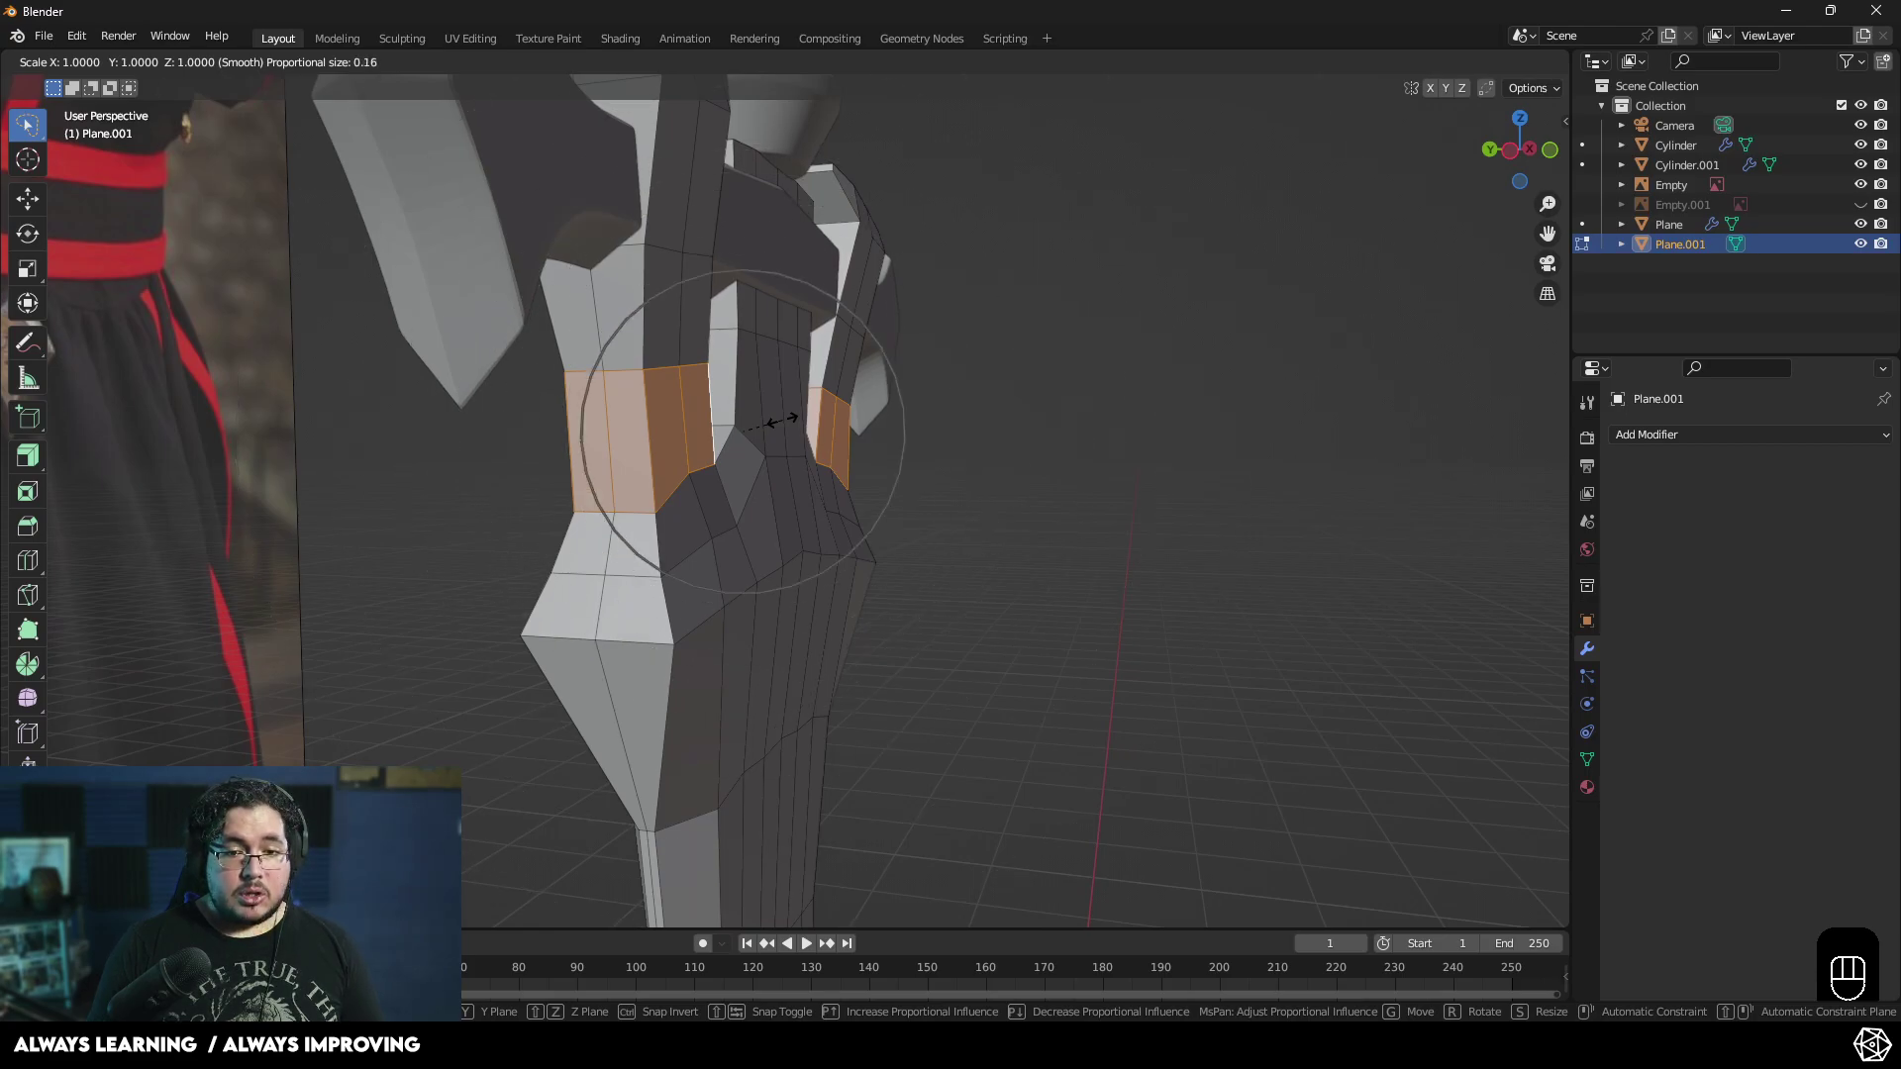
key(s)
key(y)
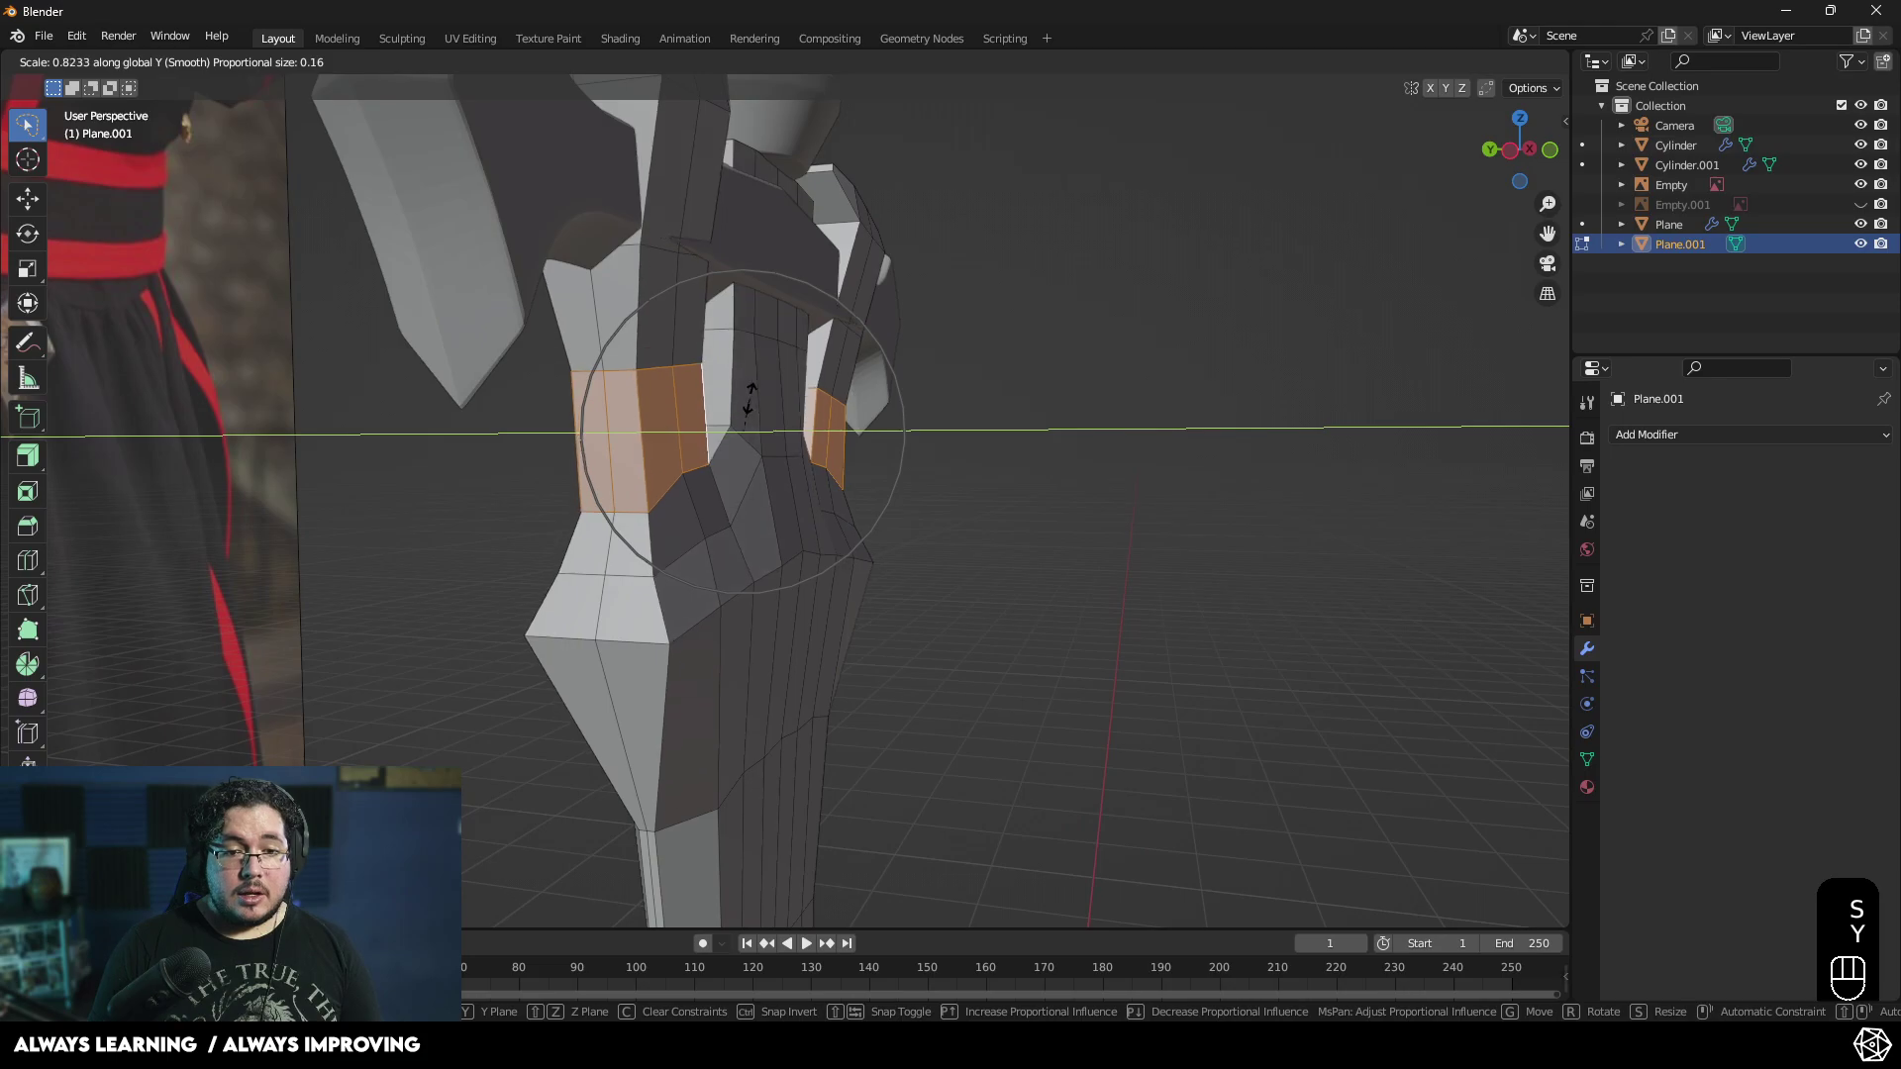
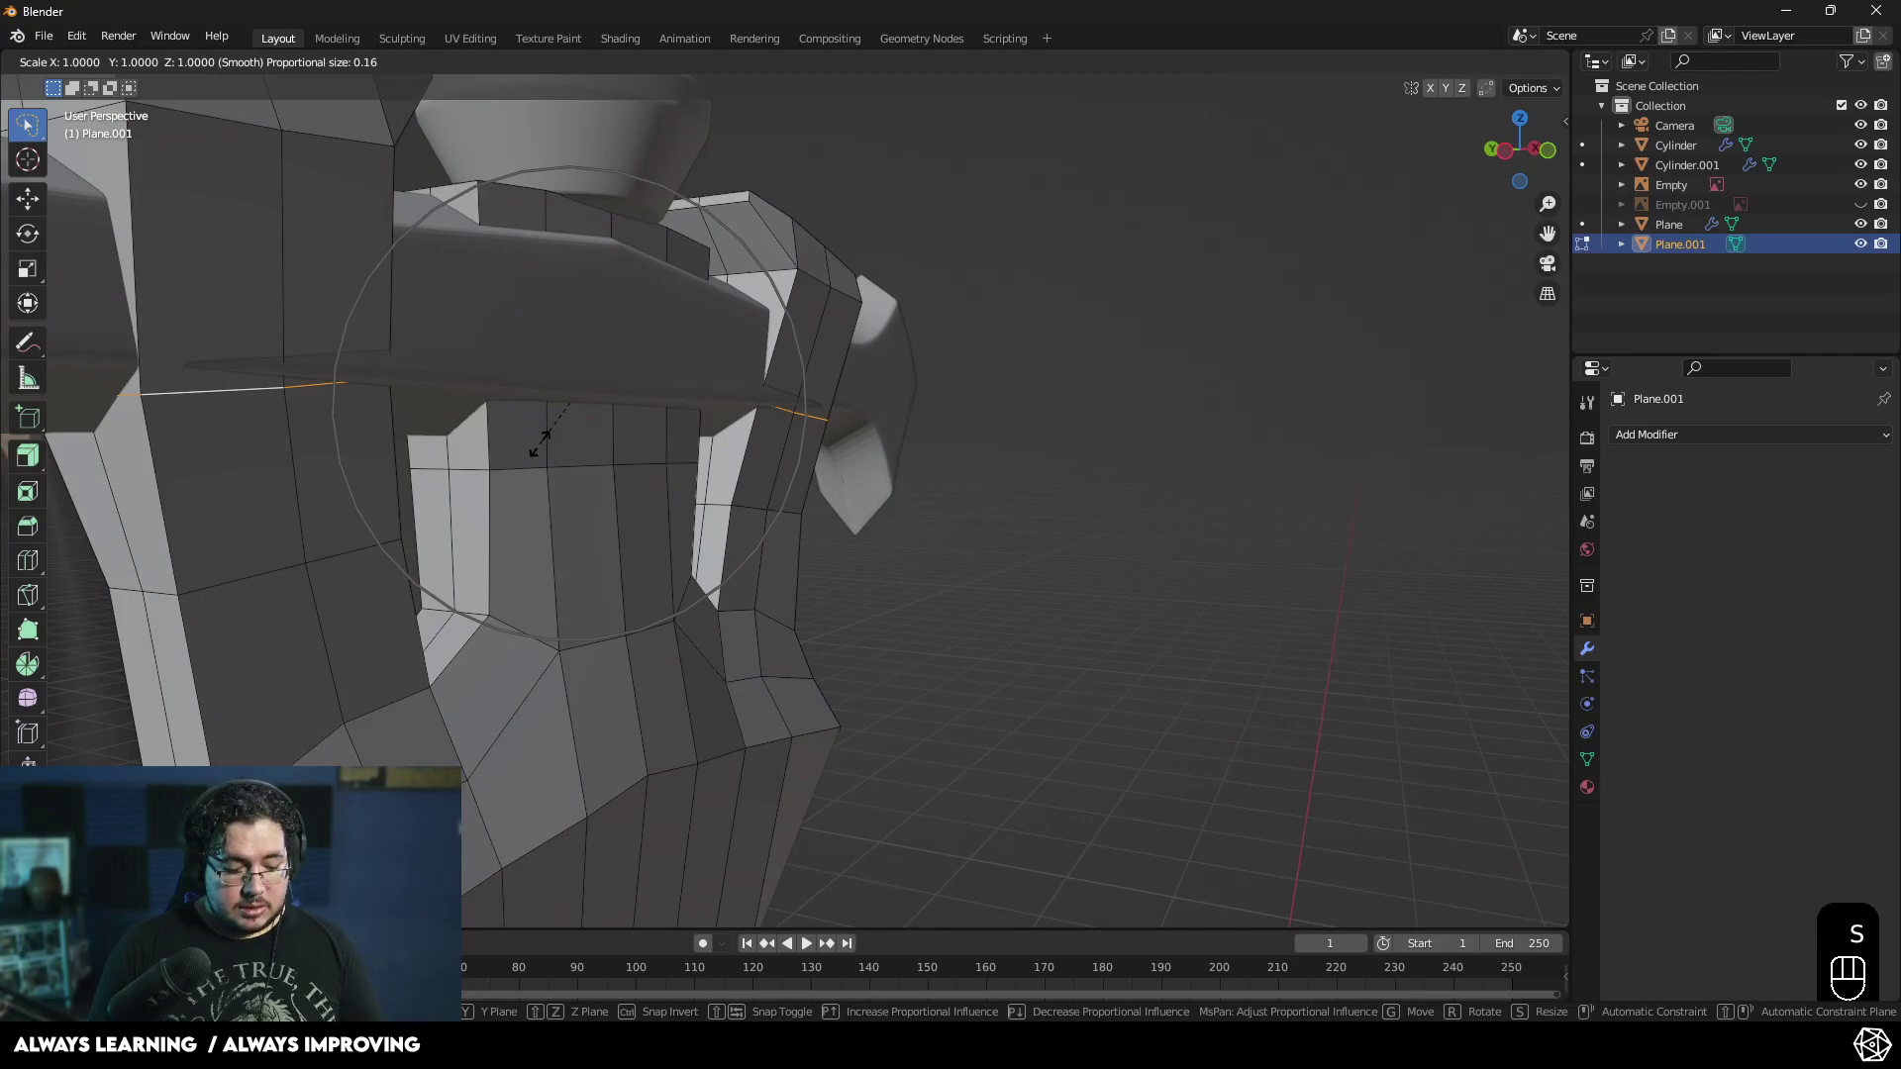
key(y)
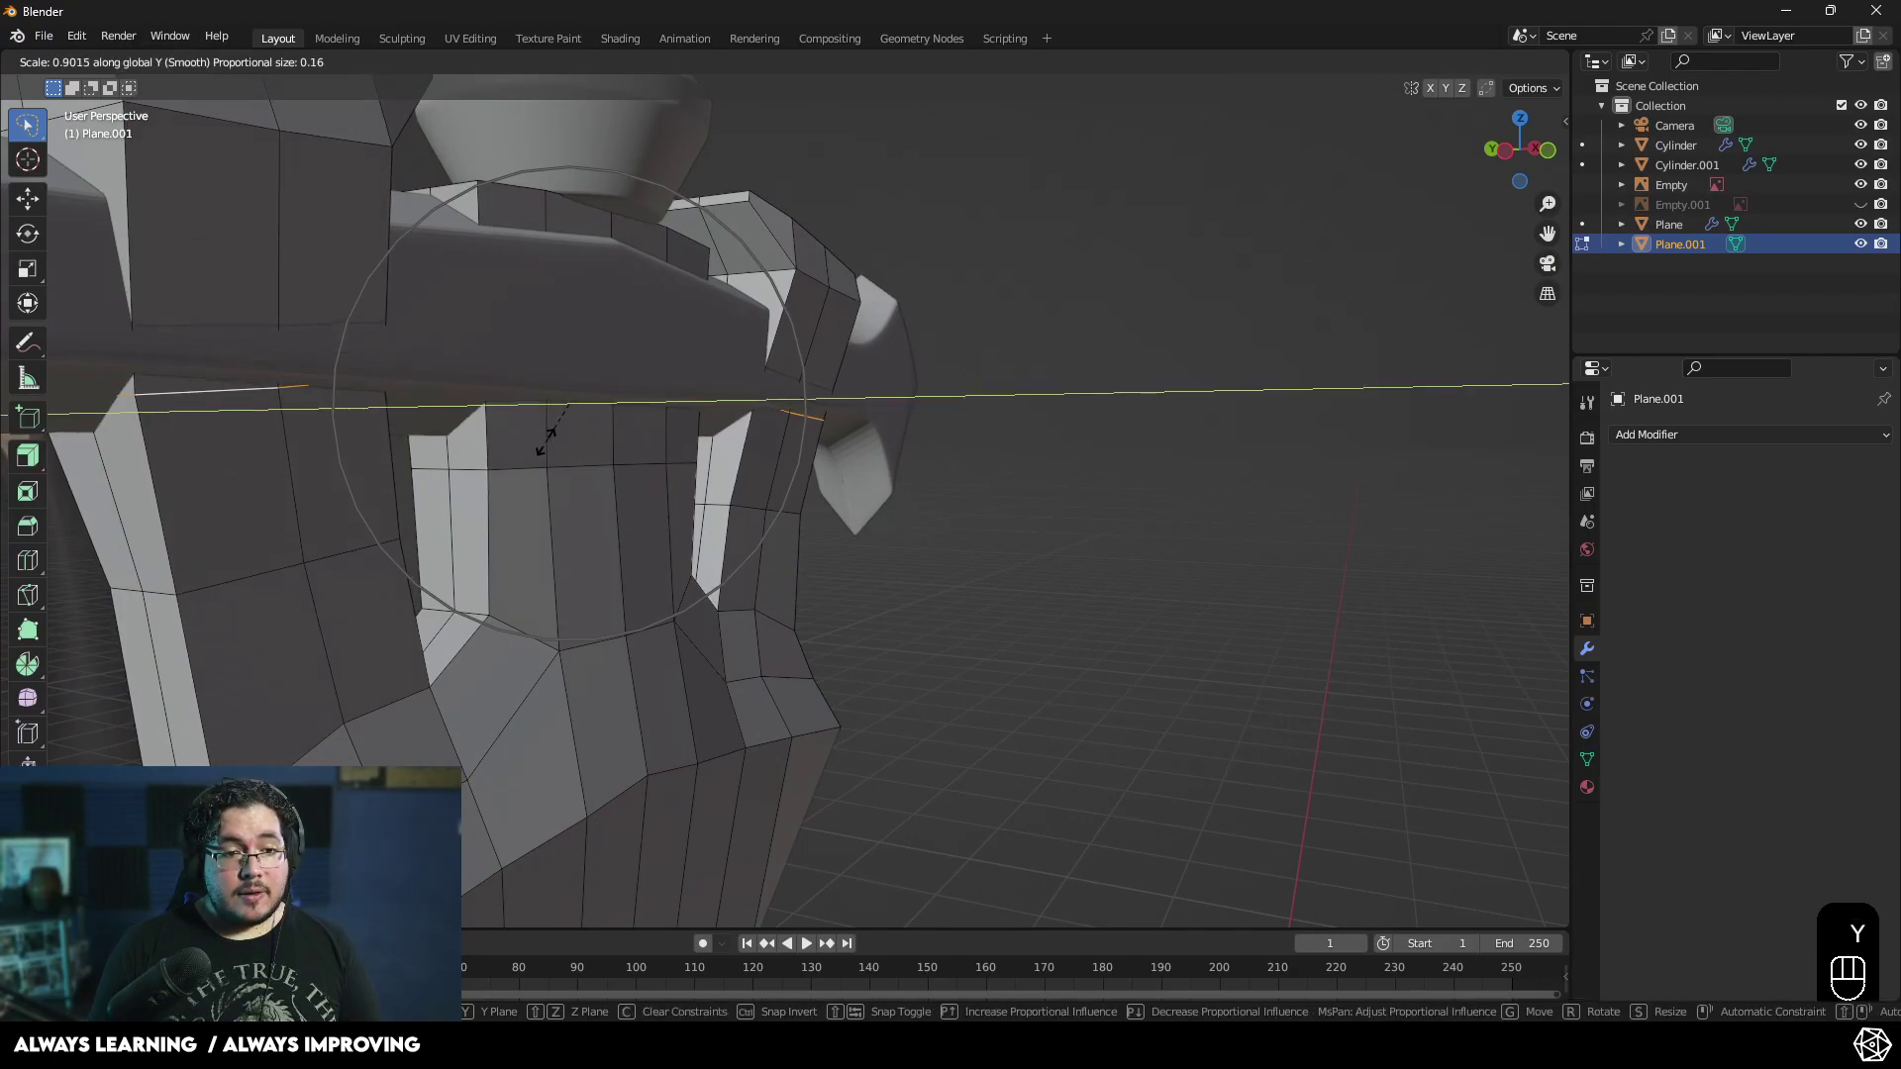
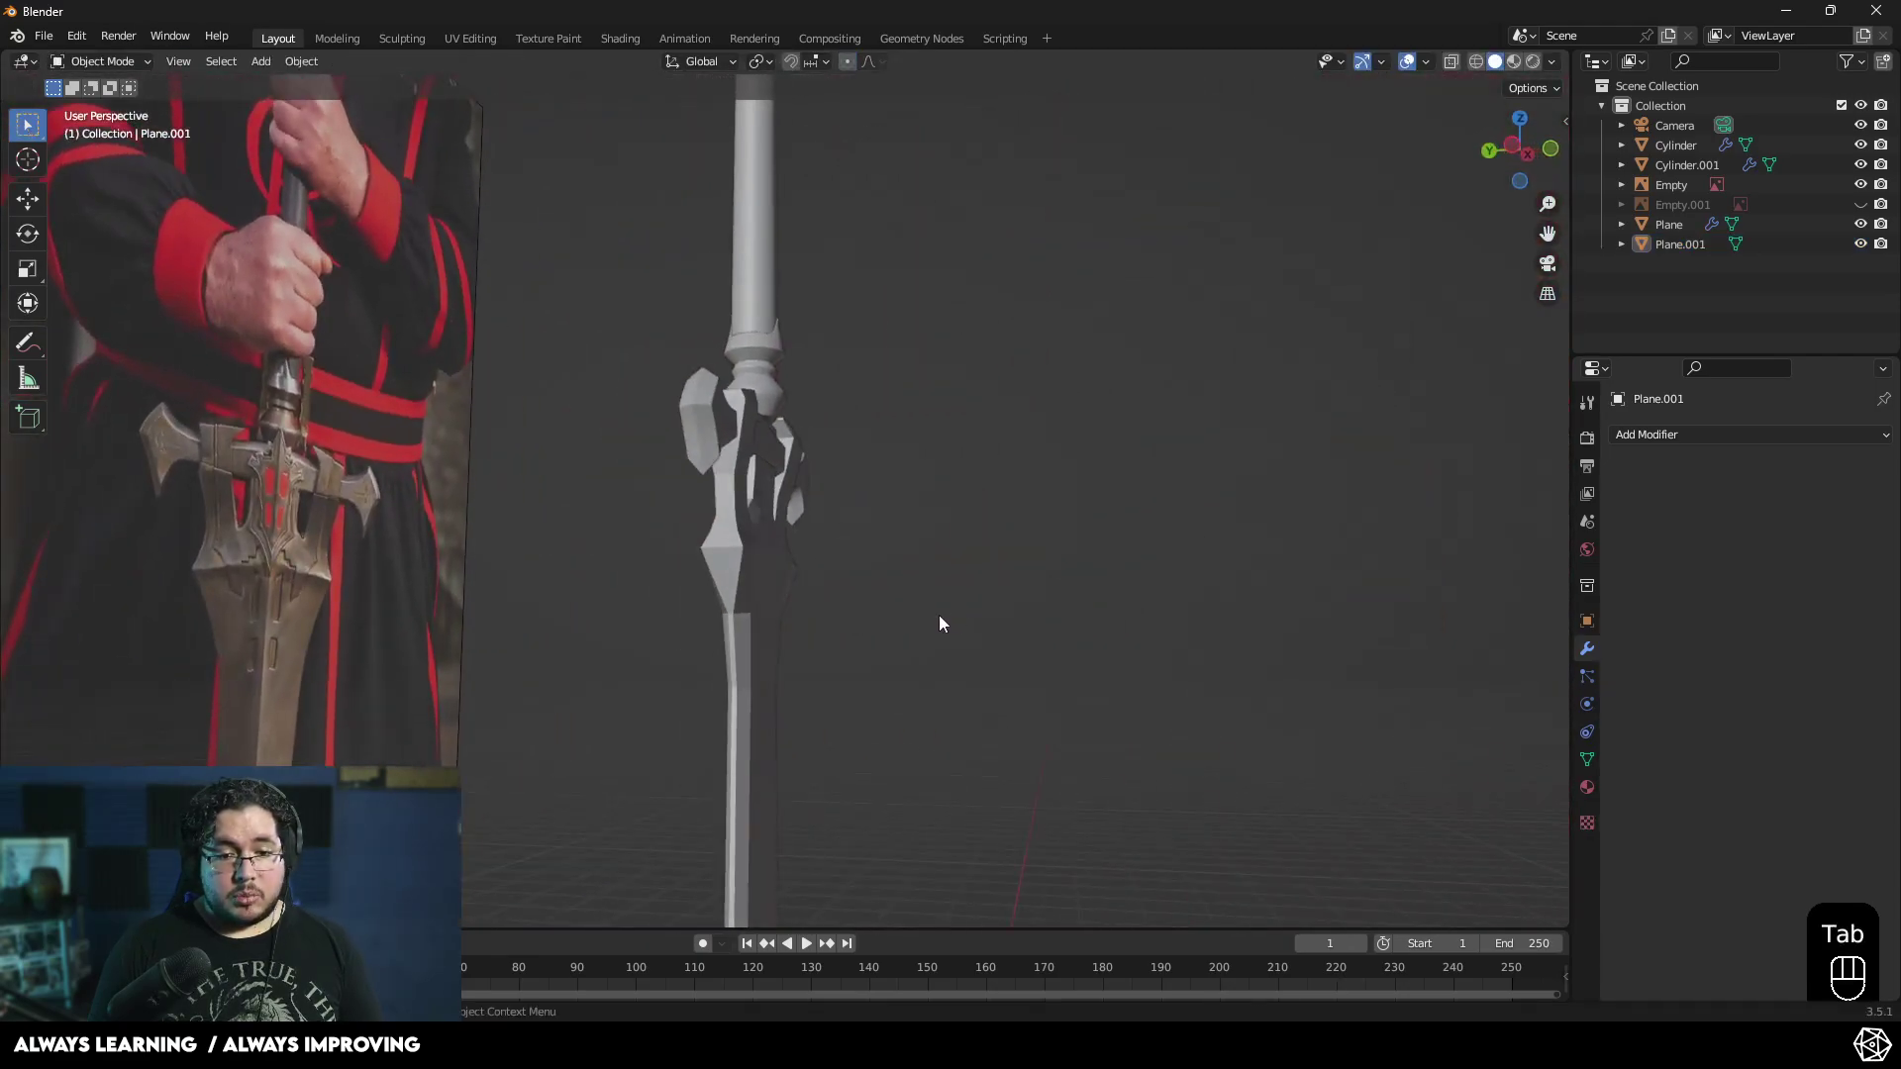
- Select the guard piece and frame its top closely in the viewport
drag(733, 558, 706, 467)
middle_click(771, 596)
click(728, 519)
drag(833, 544, 921, 558)
drag(802, 601, 626, 687)
drag(599, 722, 656, 692)
middle_click(685, 646)
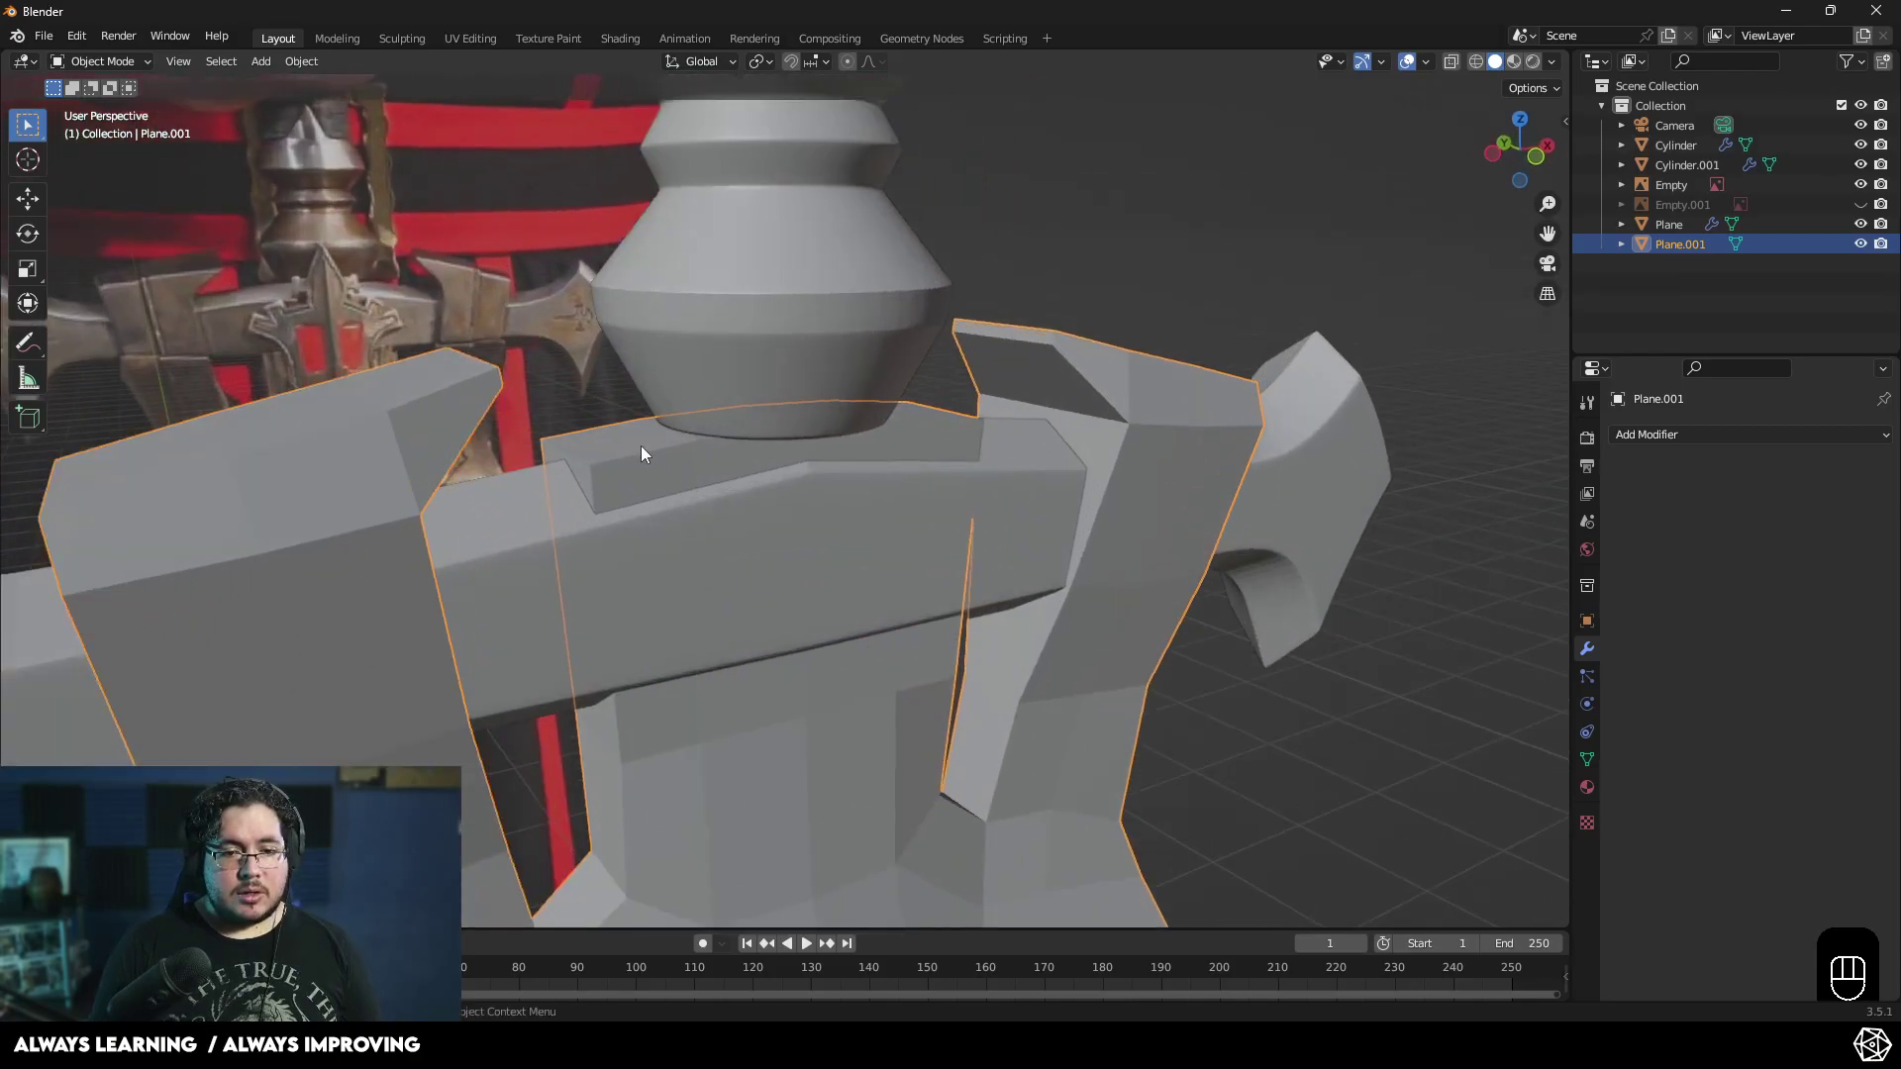
- Give the guard a Catmull-Clark Subdivision modifier, viewport level 1 and render level 2, in solid shading
key(1)
key(3)
key(Tab)
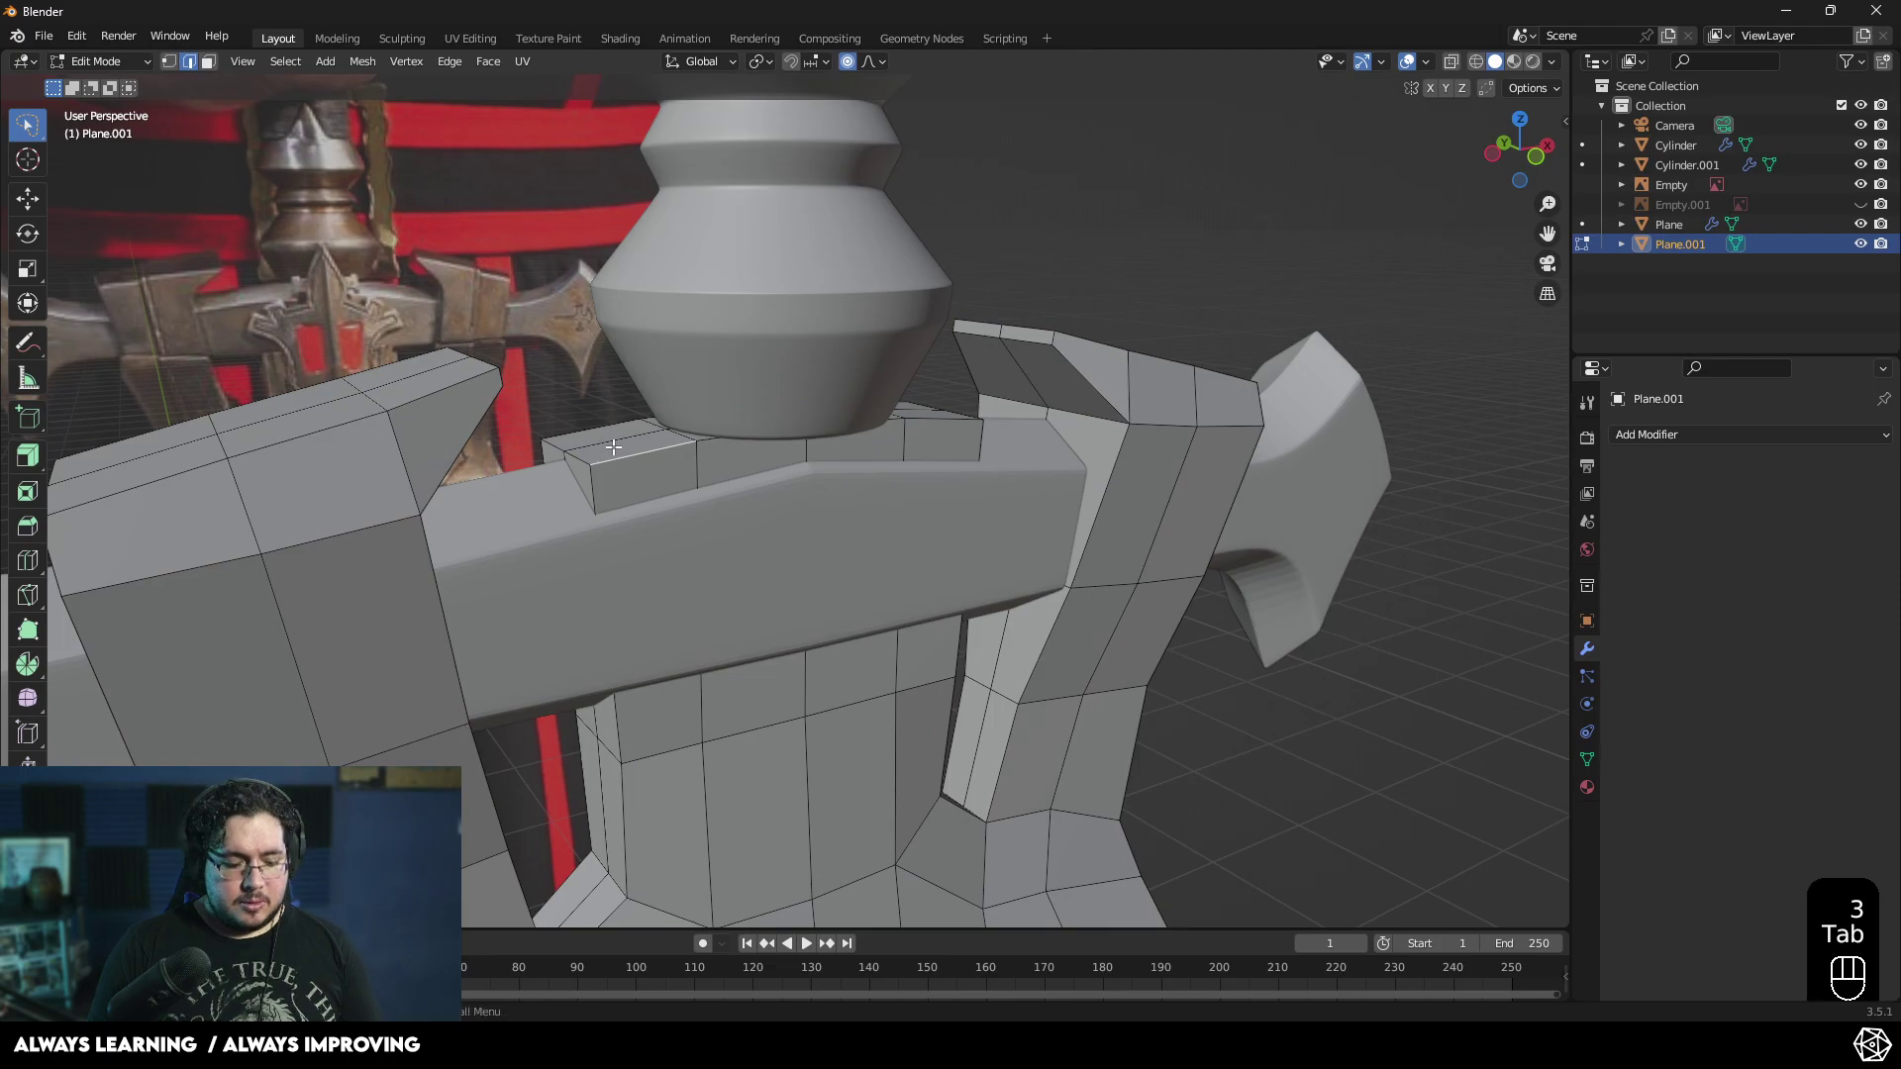
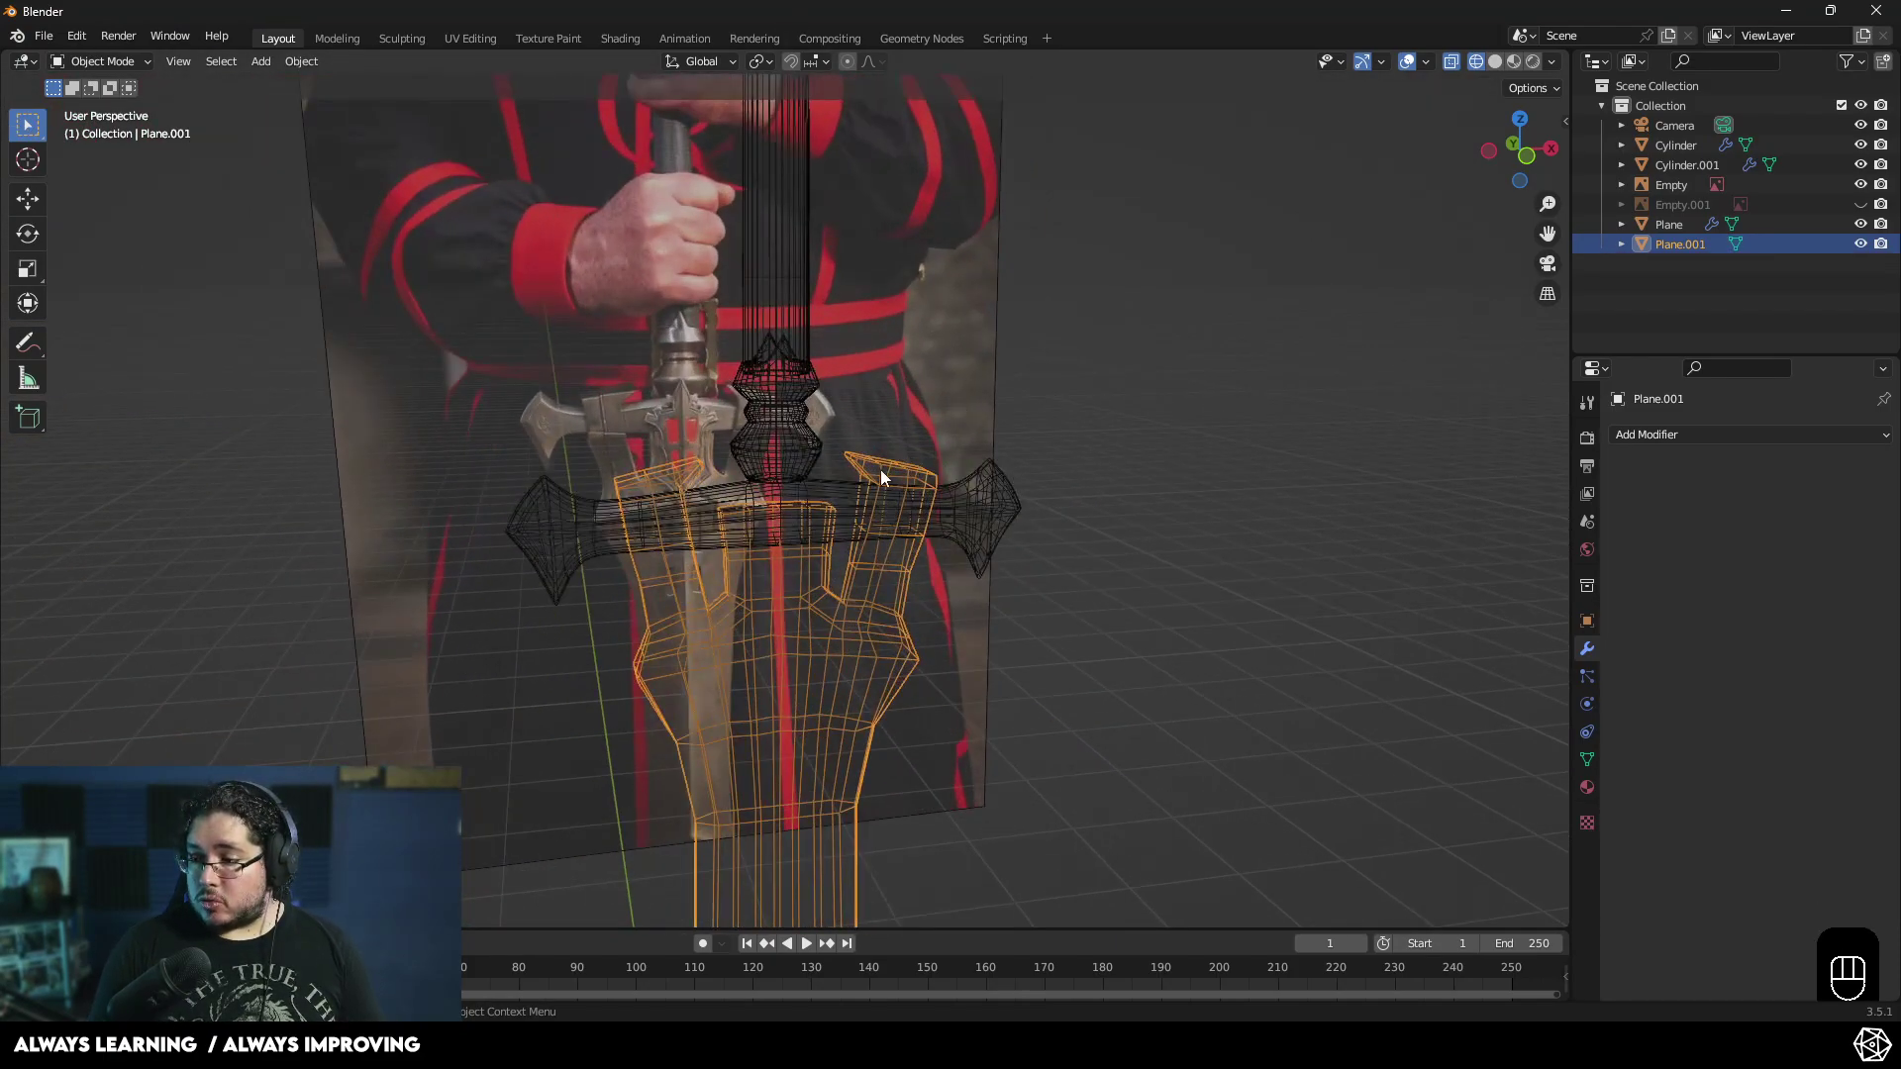
middle_click(724, 505)
key(z)
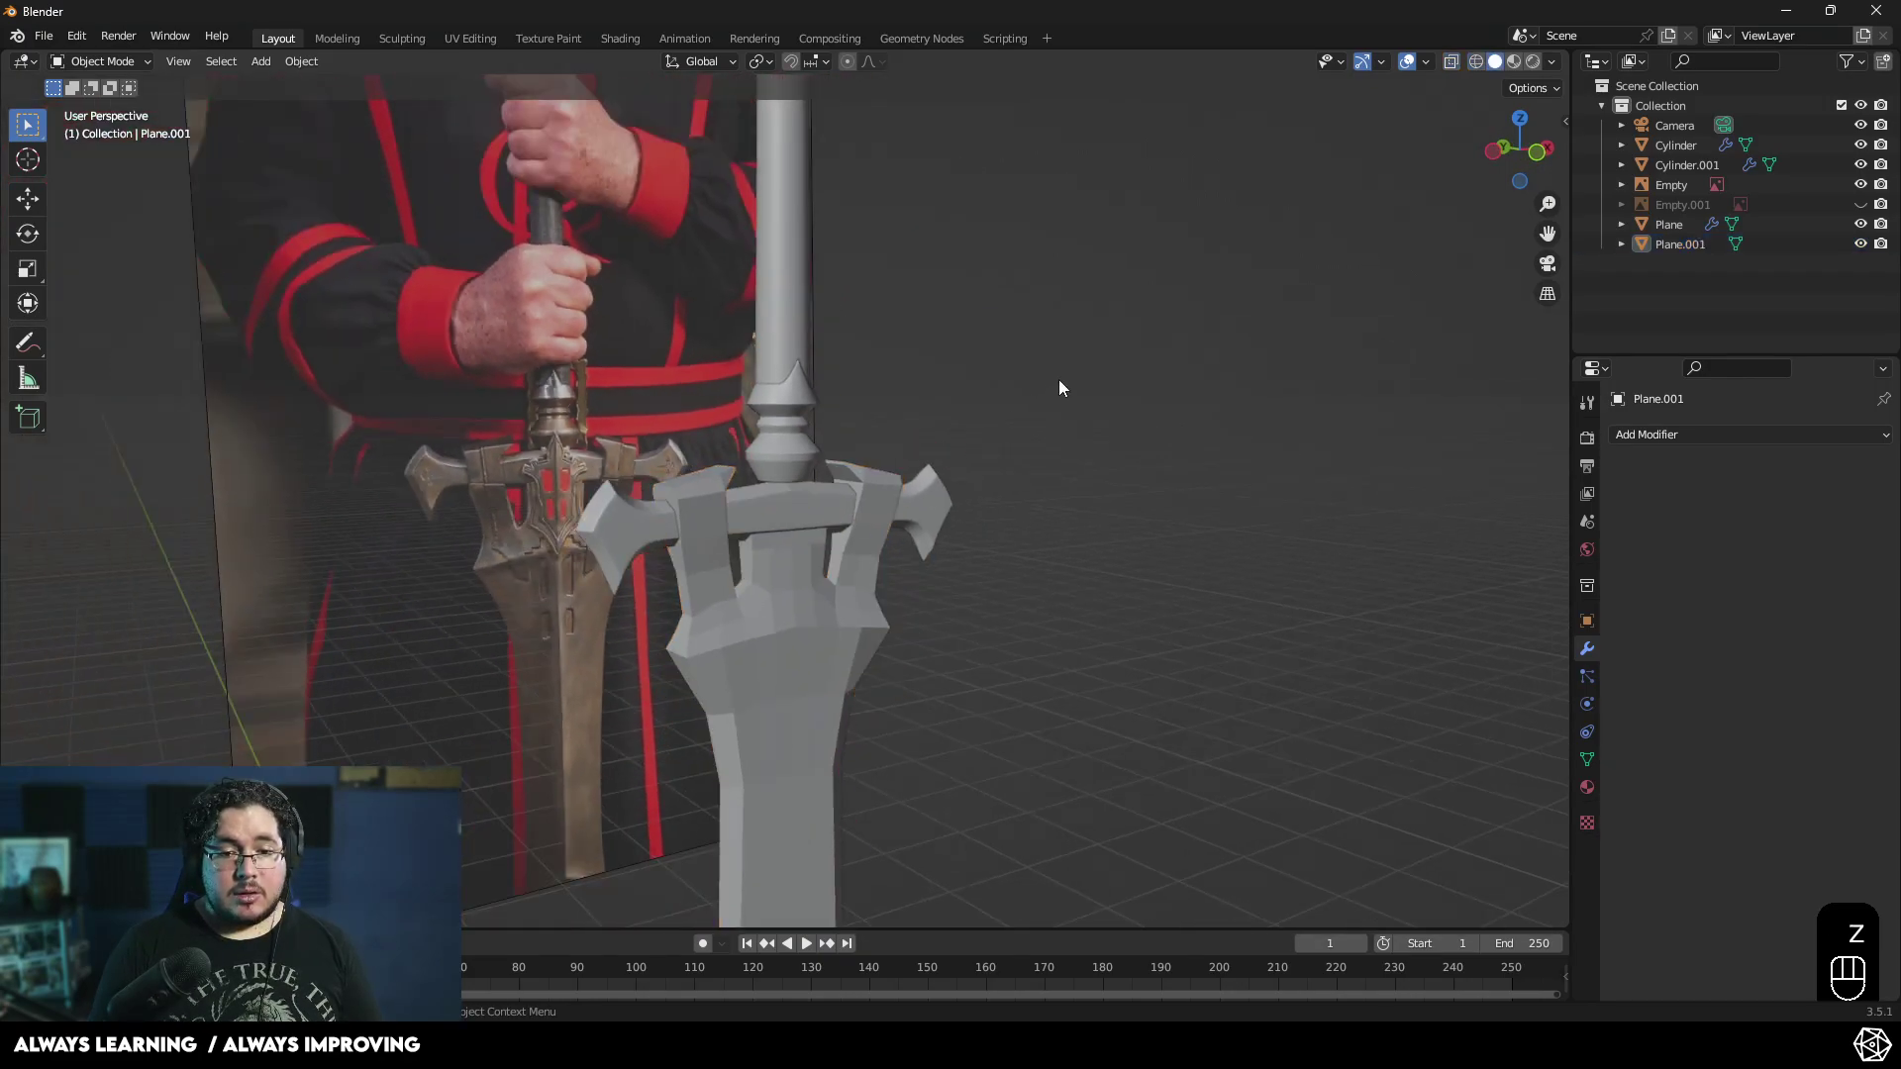
- Inspect the smoothed guard from several angles and frame the grip section beside the reference
drag(934, 410, 722, 567)
drag(800, 500, 970, 451)
drag(820, 558, 802, 524)
drag(806, 599, 667, 621)
drag(765, 642, 802, 599)
drag(865, 445, 869, 398)
drag(824, 553, 1009, 650)
middle_click(930, 561)
click(1720, 450)
drag(1727, 433, 1568, 796)
drag(1078, 619, 924, 599)
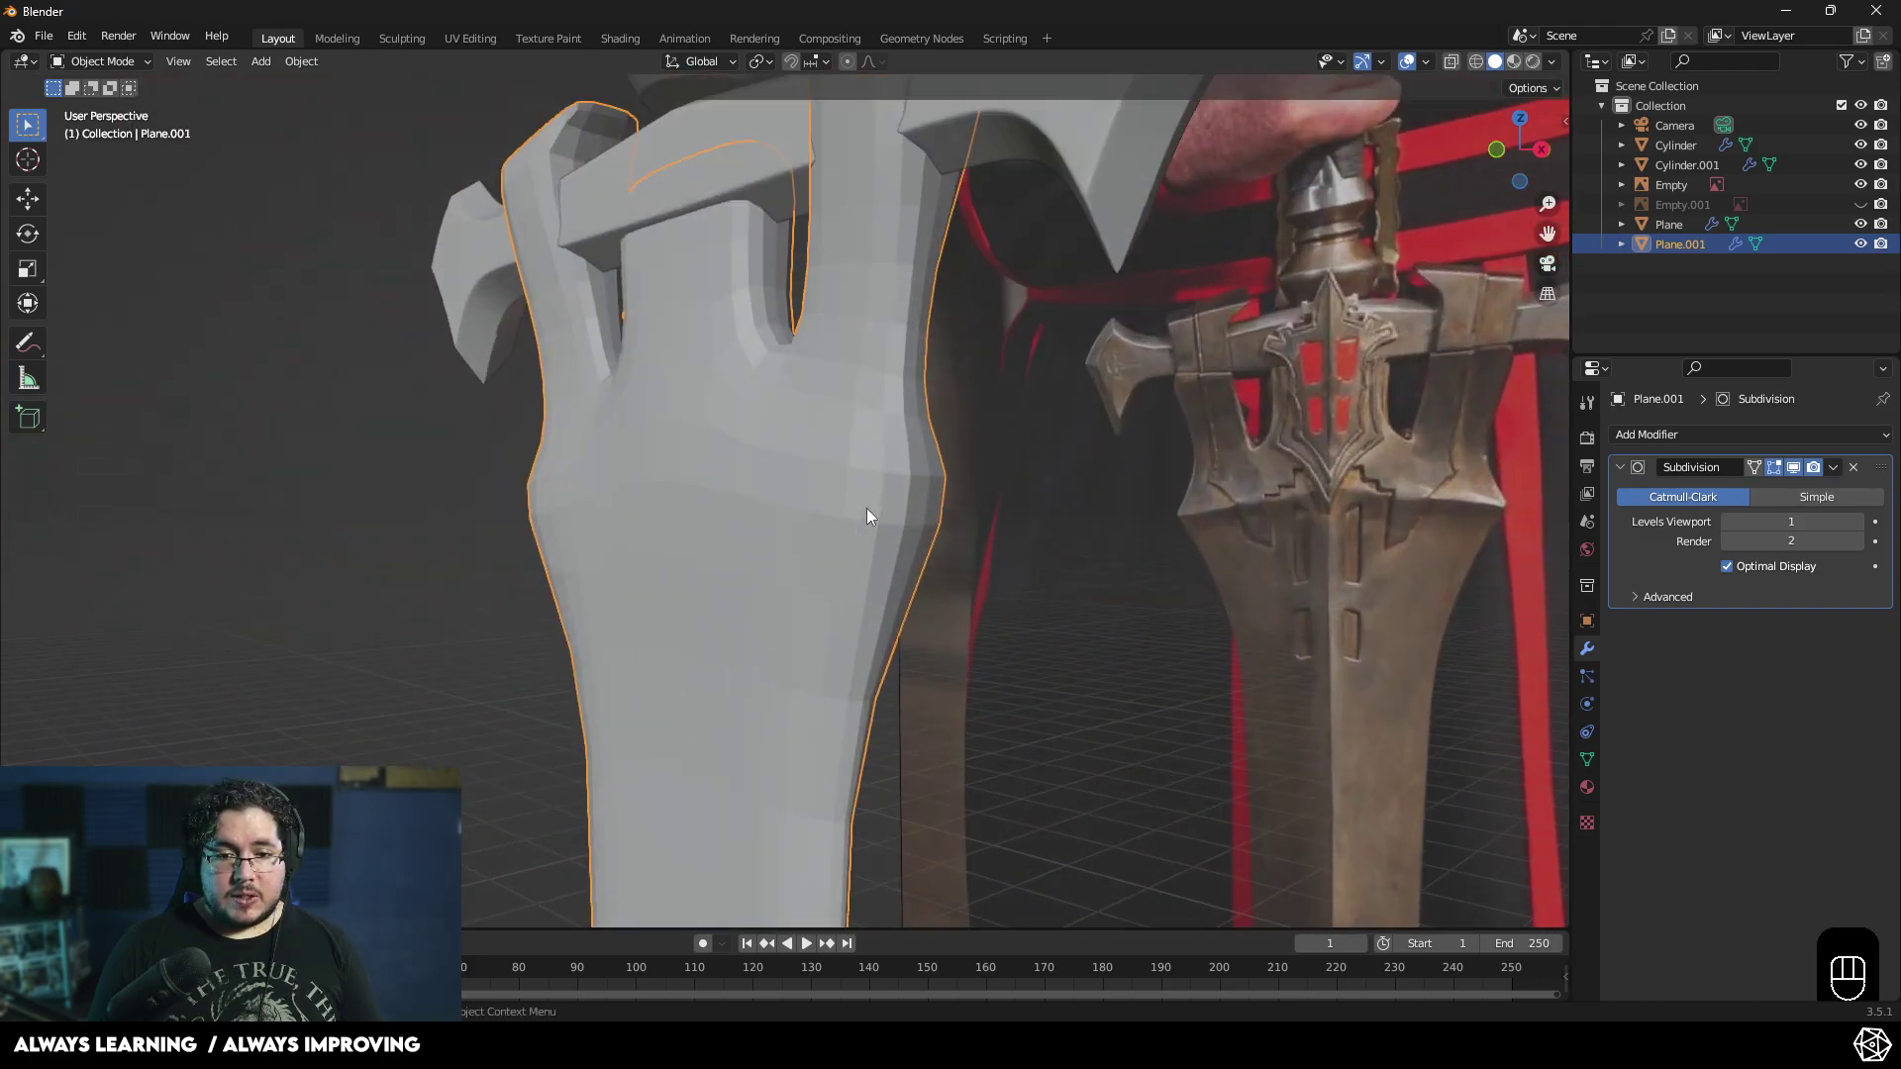
- Loop-cut an extra edge ring around the grip section and confirm its position
key(1)
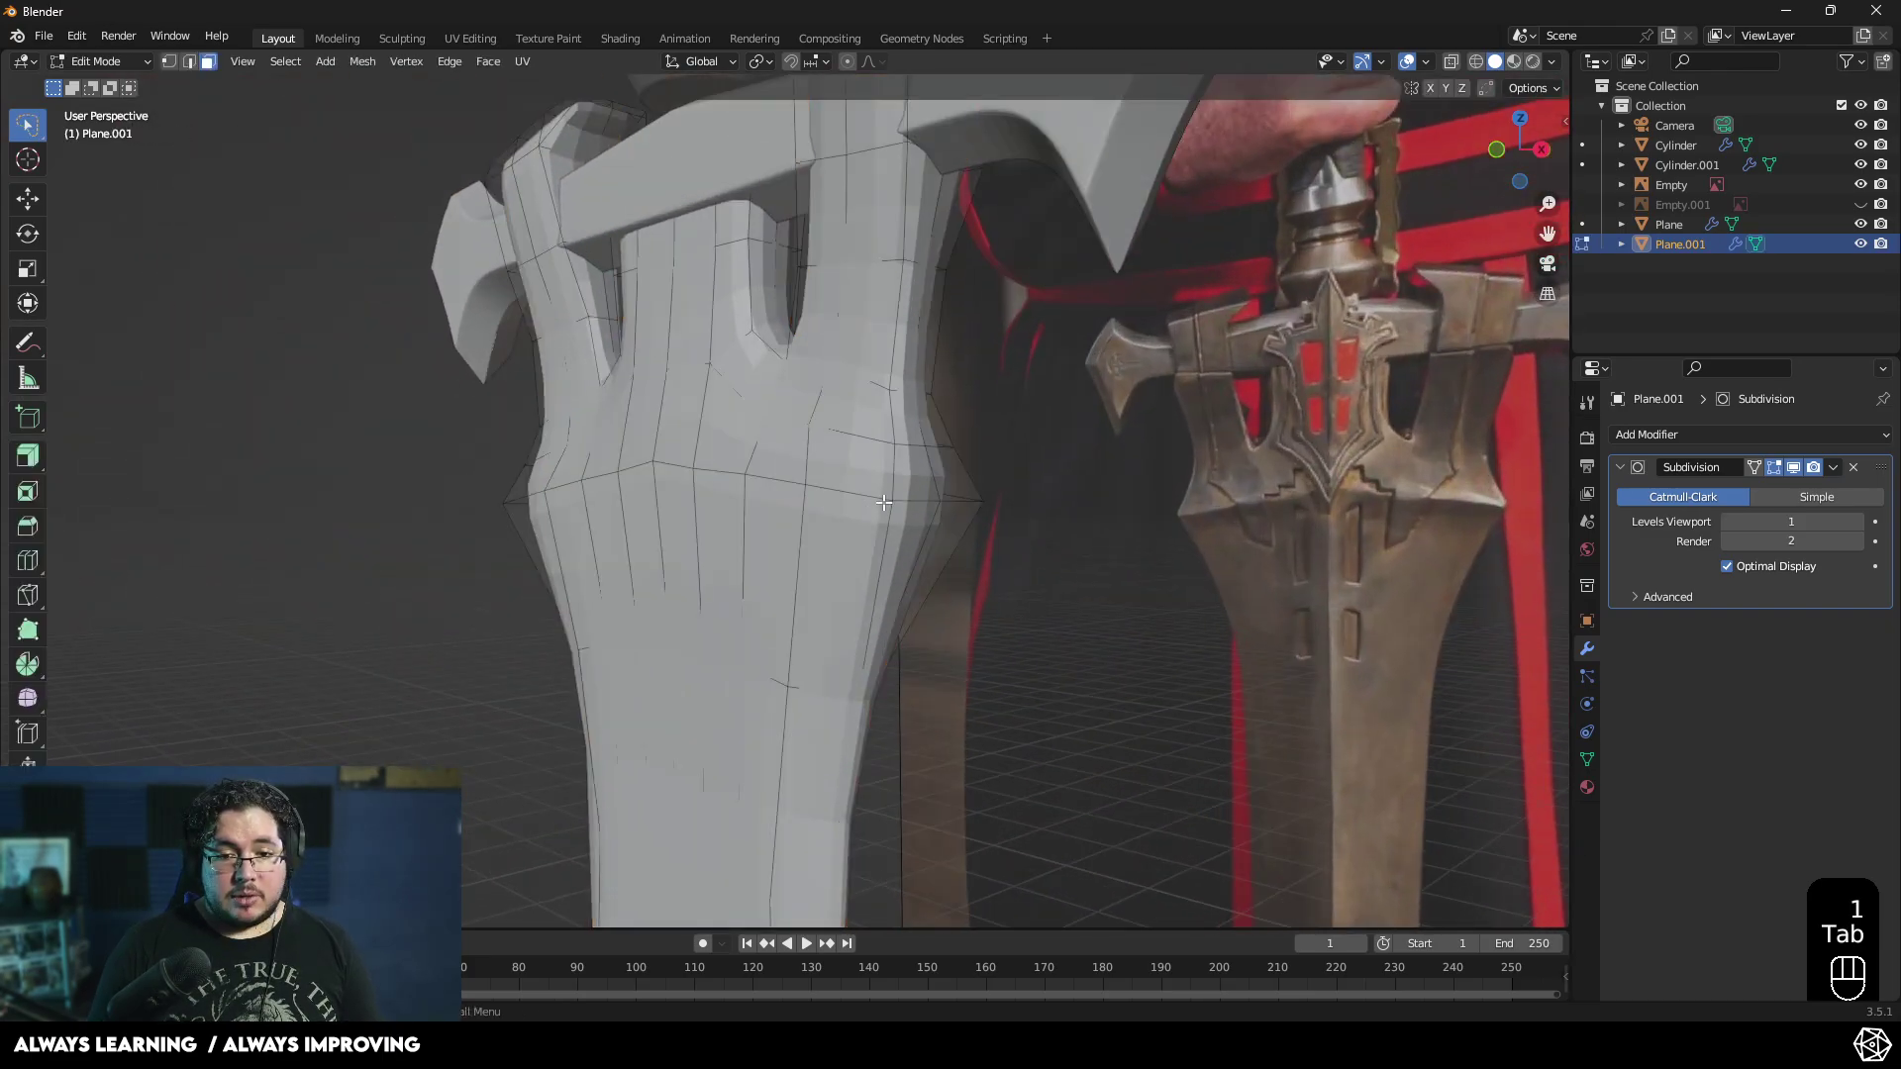
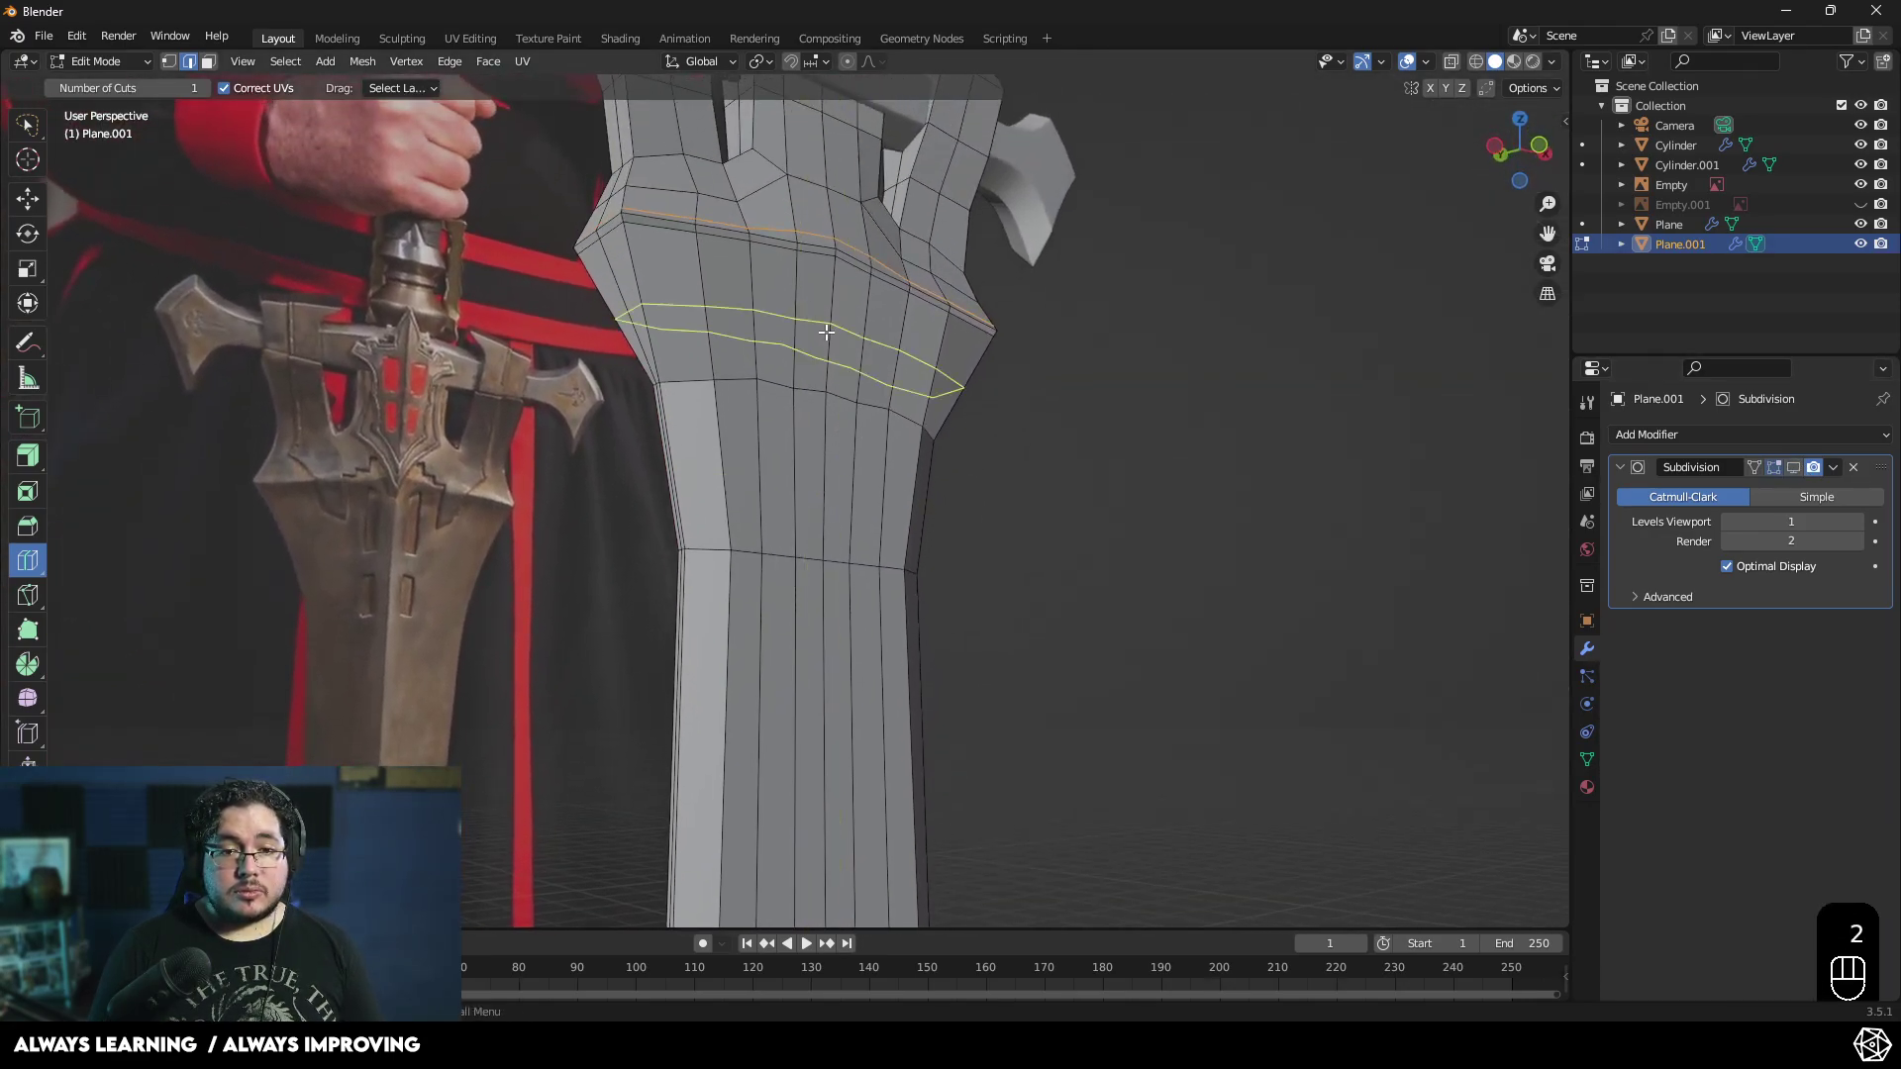
key(1)
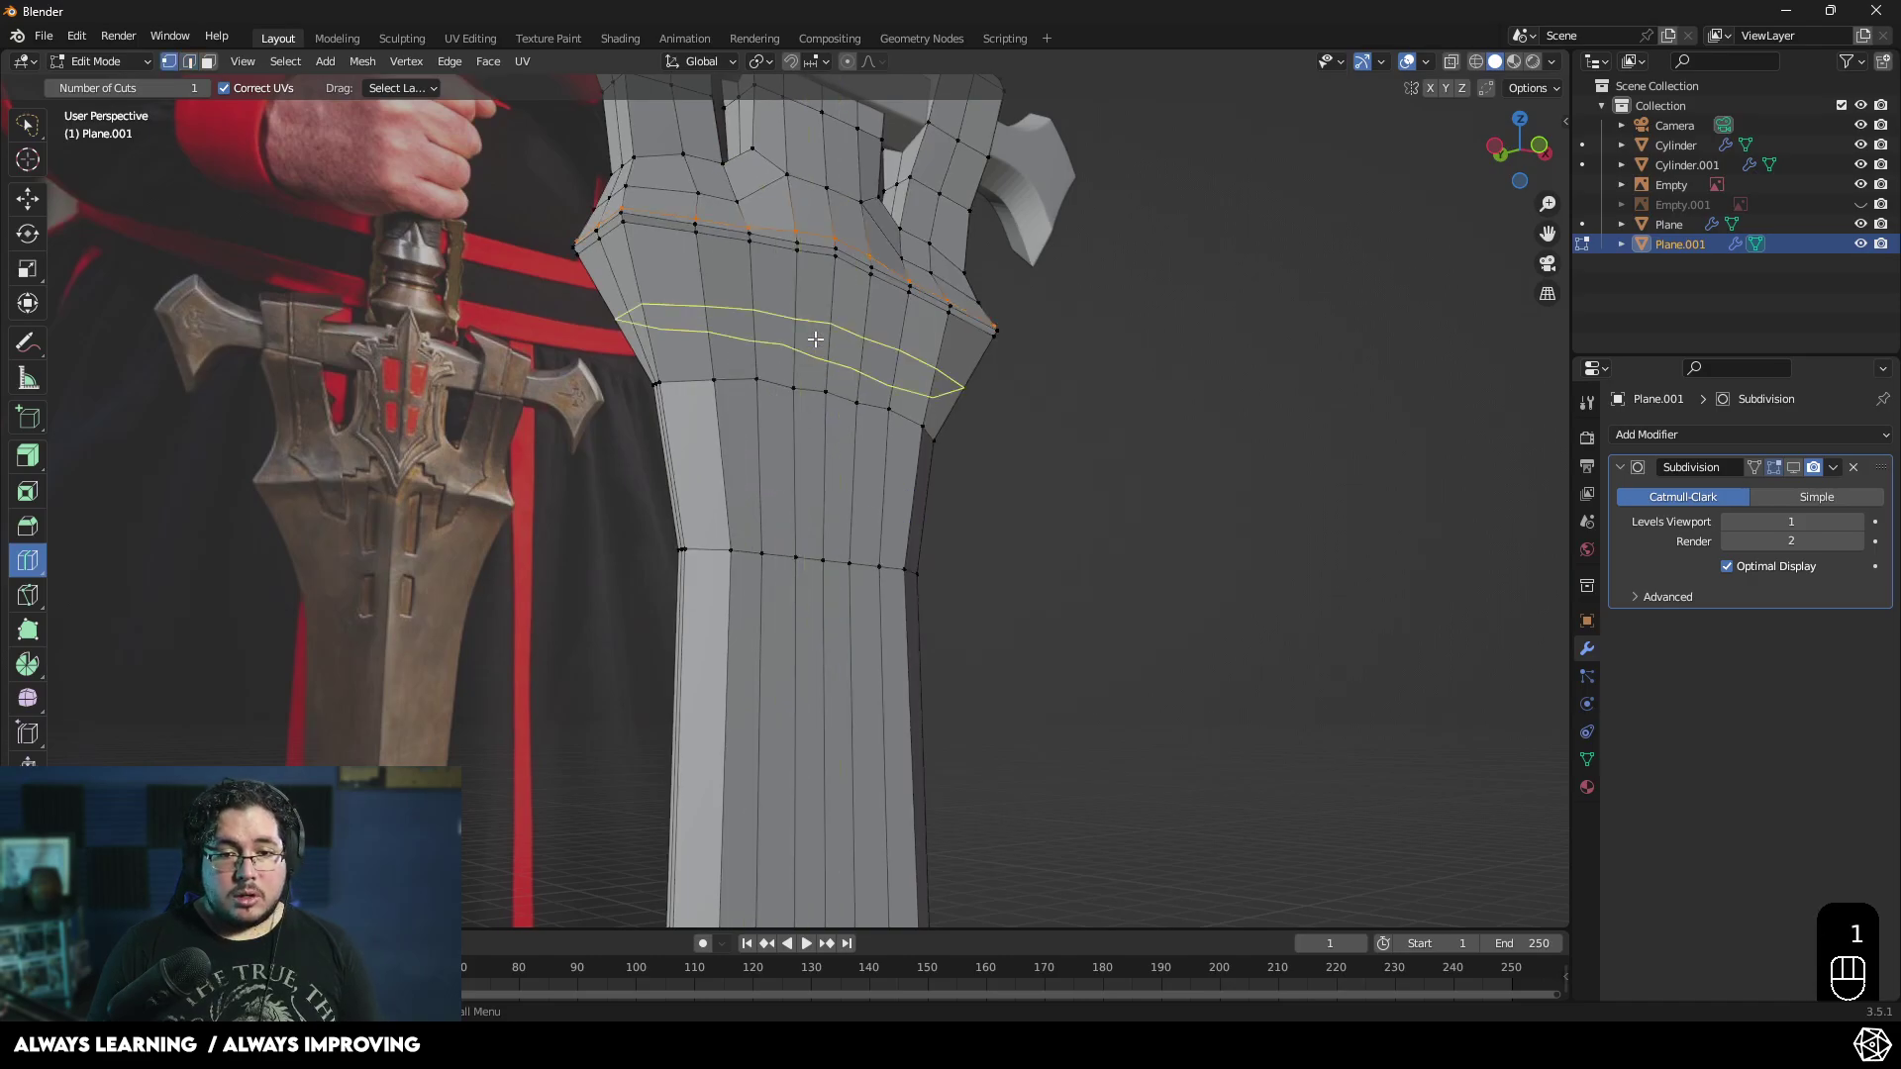
key(w)
key(2)
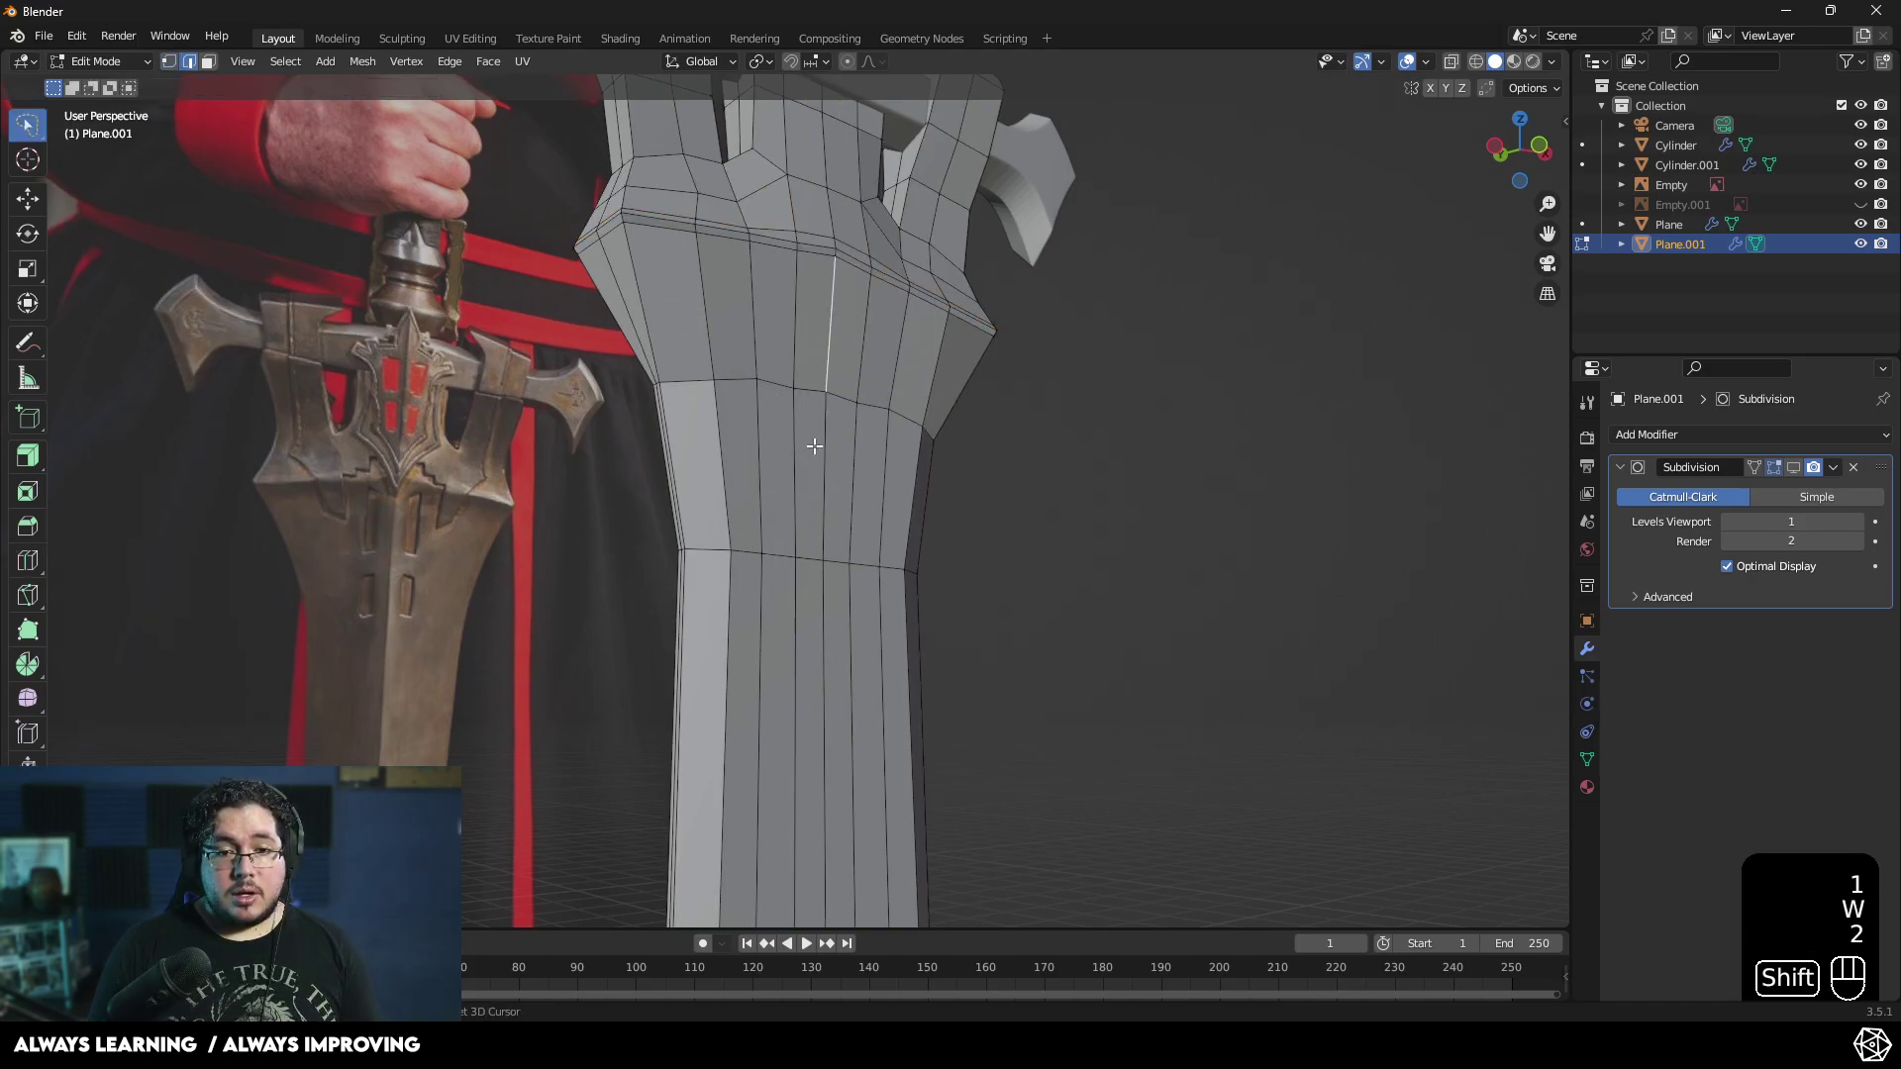
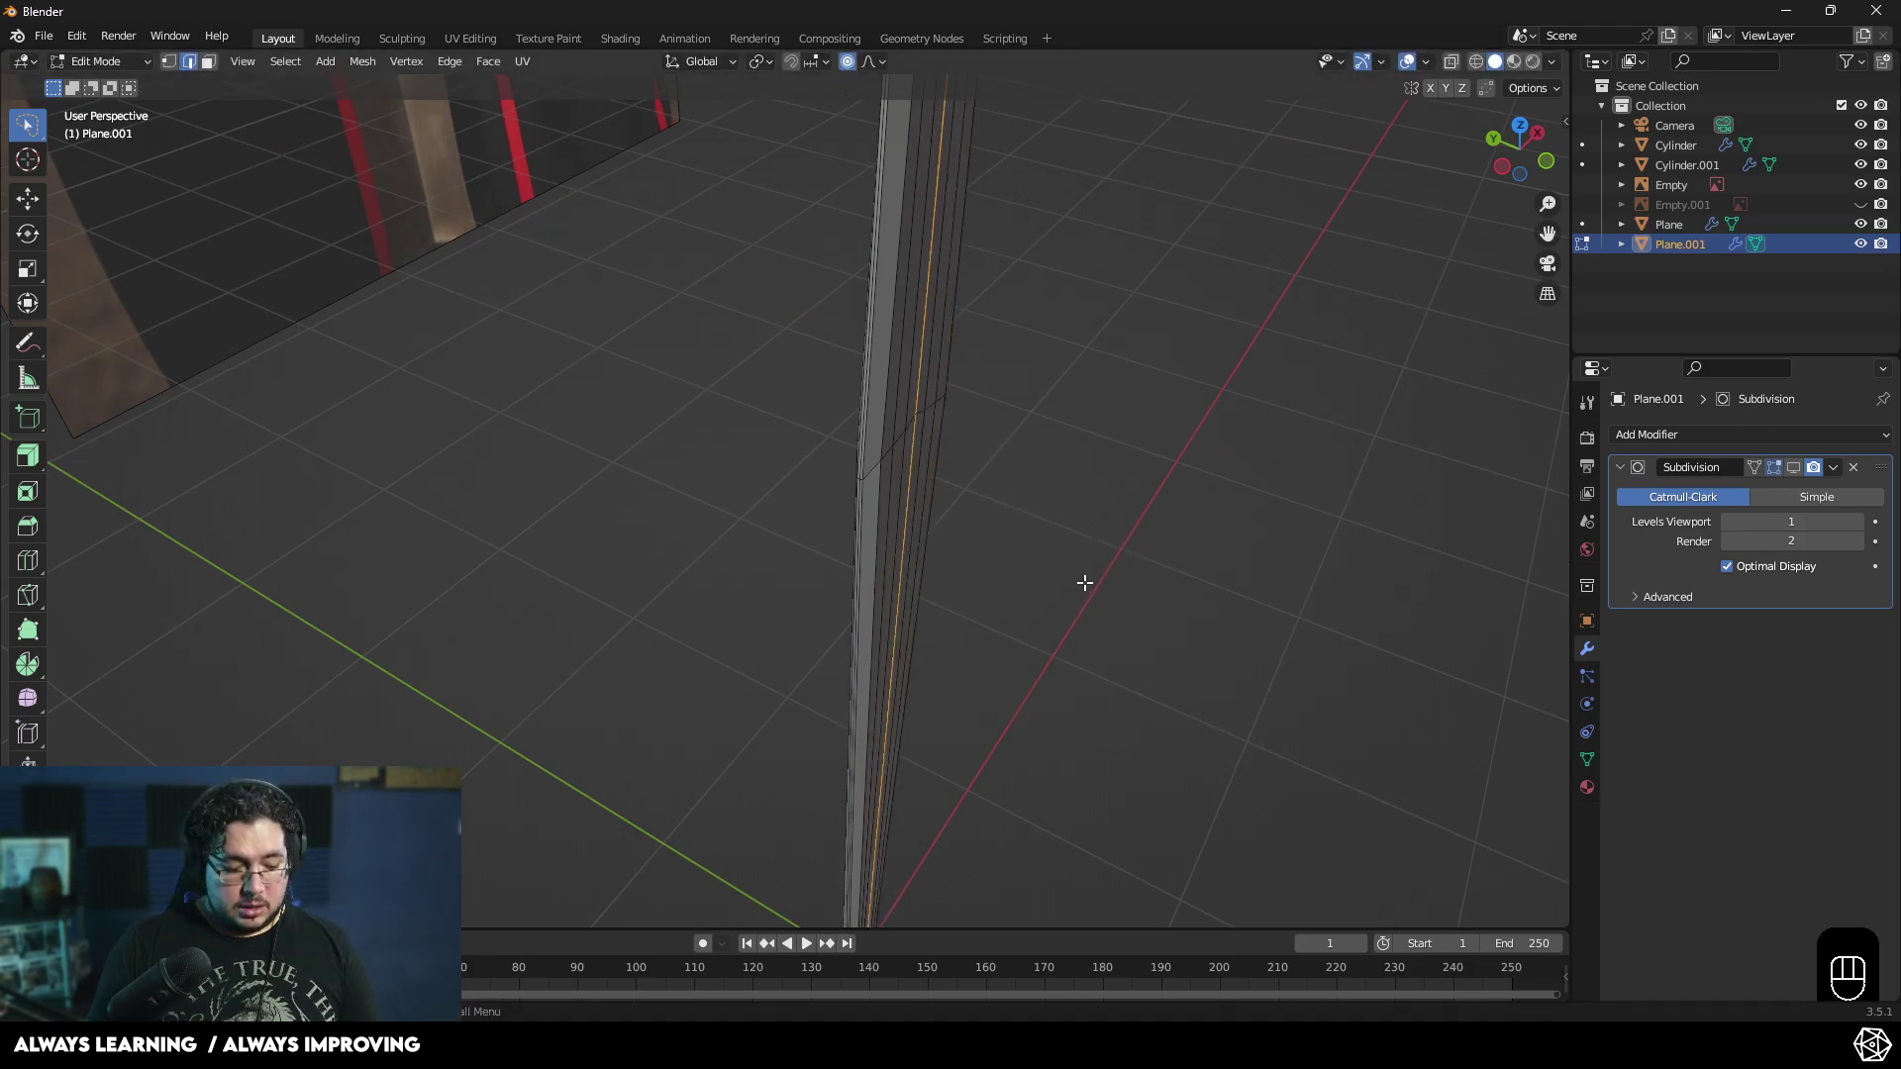
- Scale the upper then lower blade-shaft vertices along Y with proportional falloff to taper the blade
key(s)
key(y)
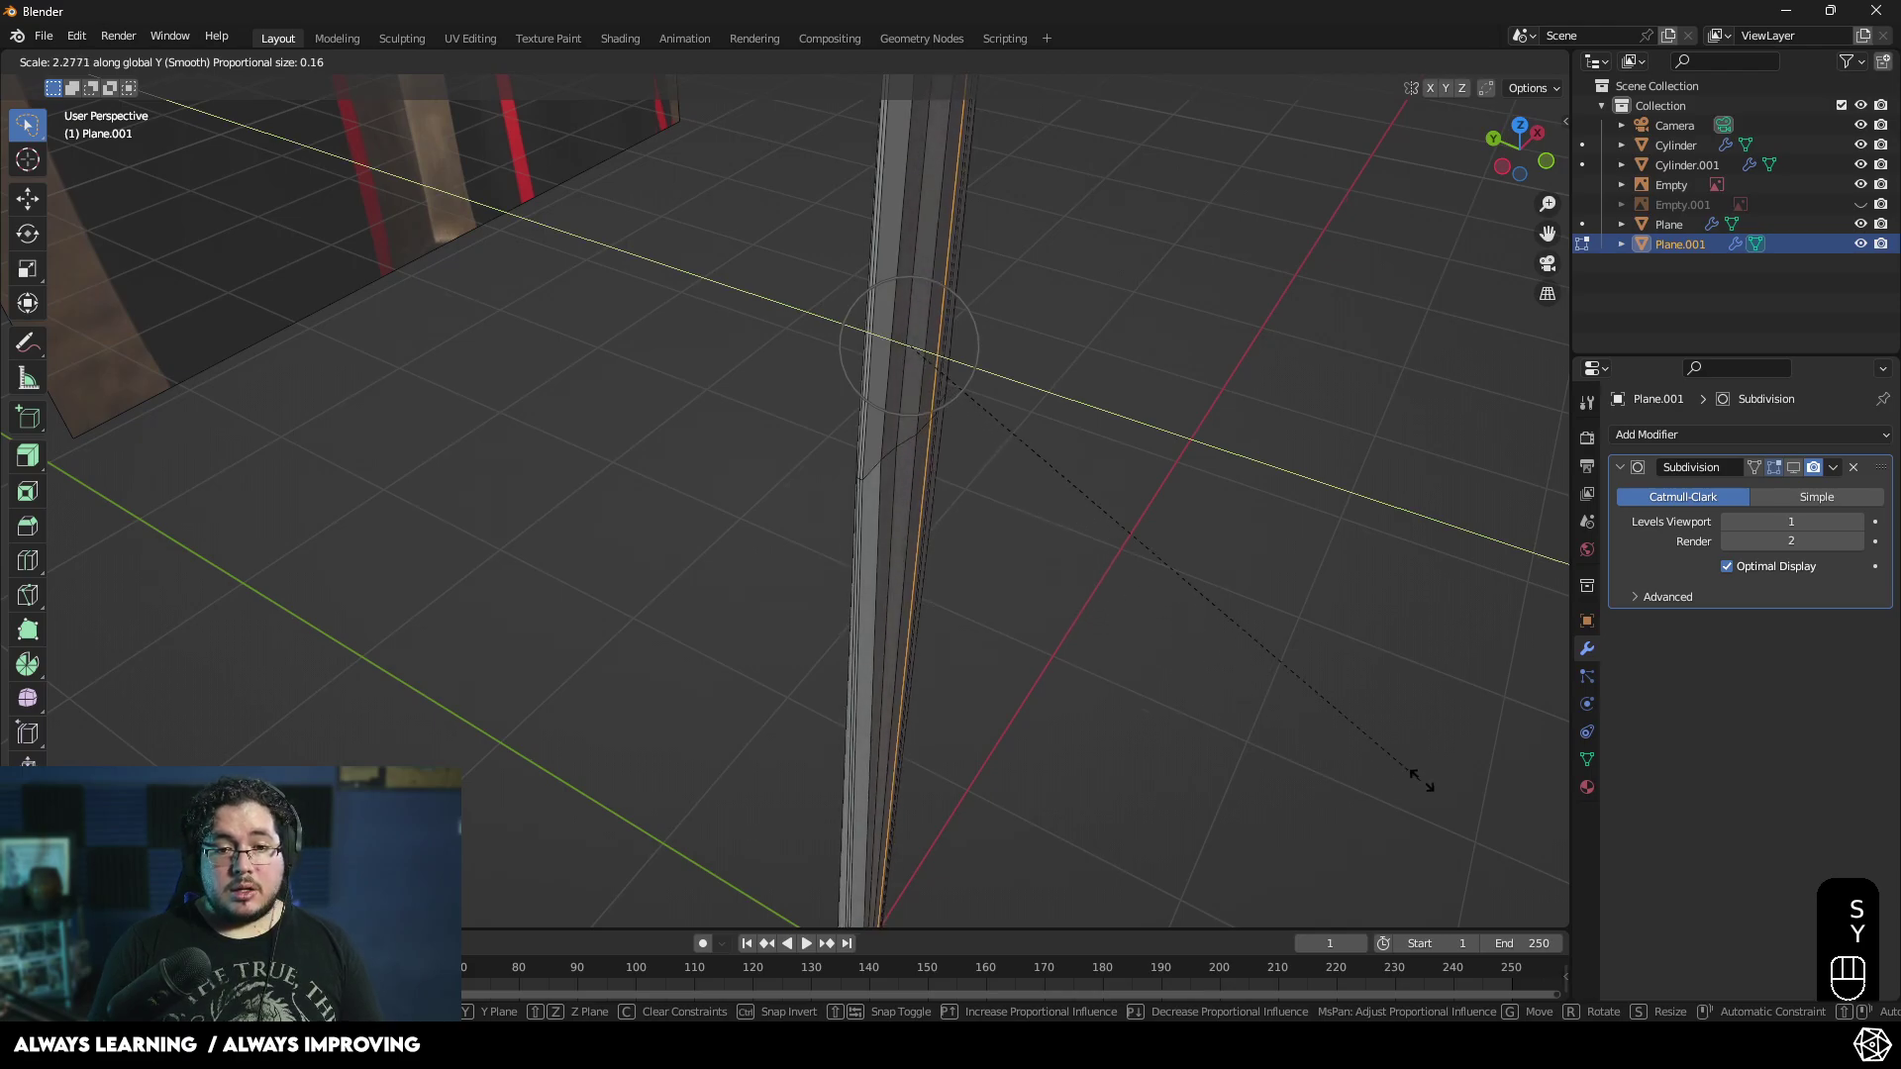
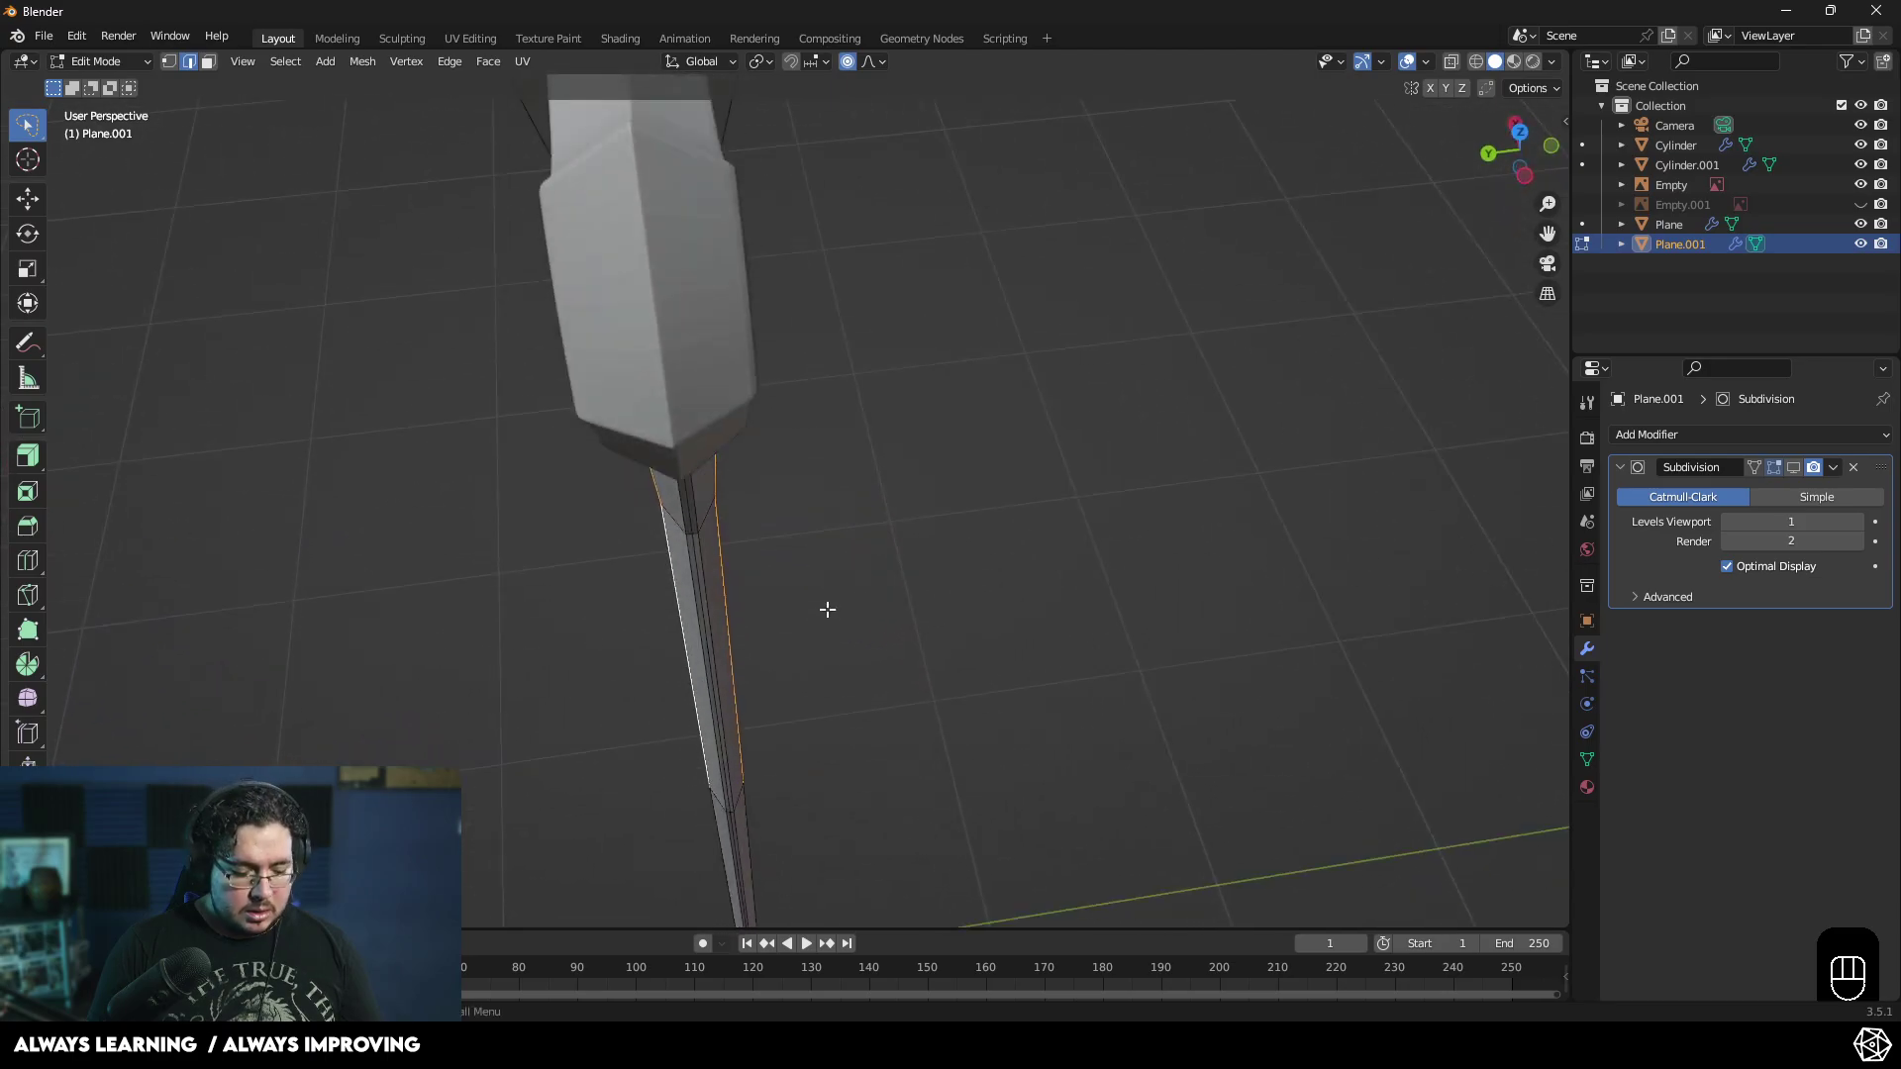
key(s)
key(y)
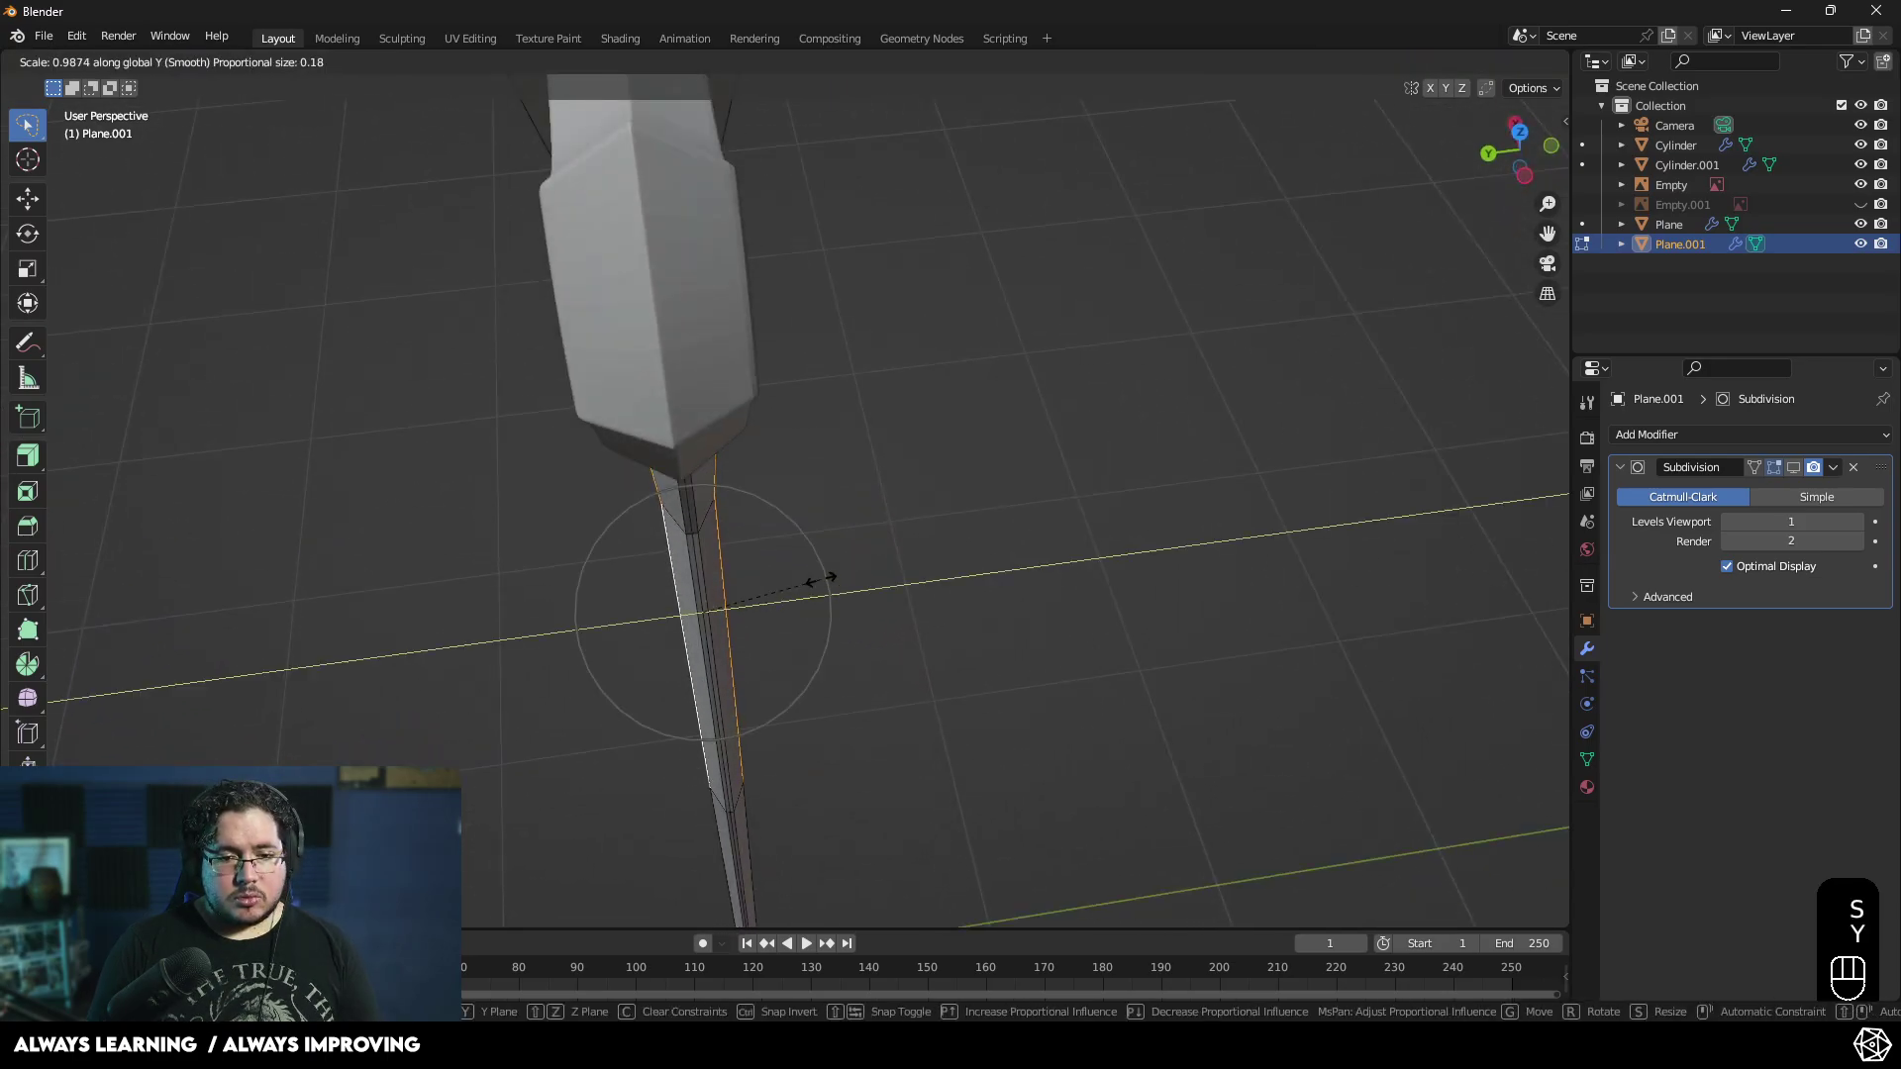
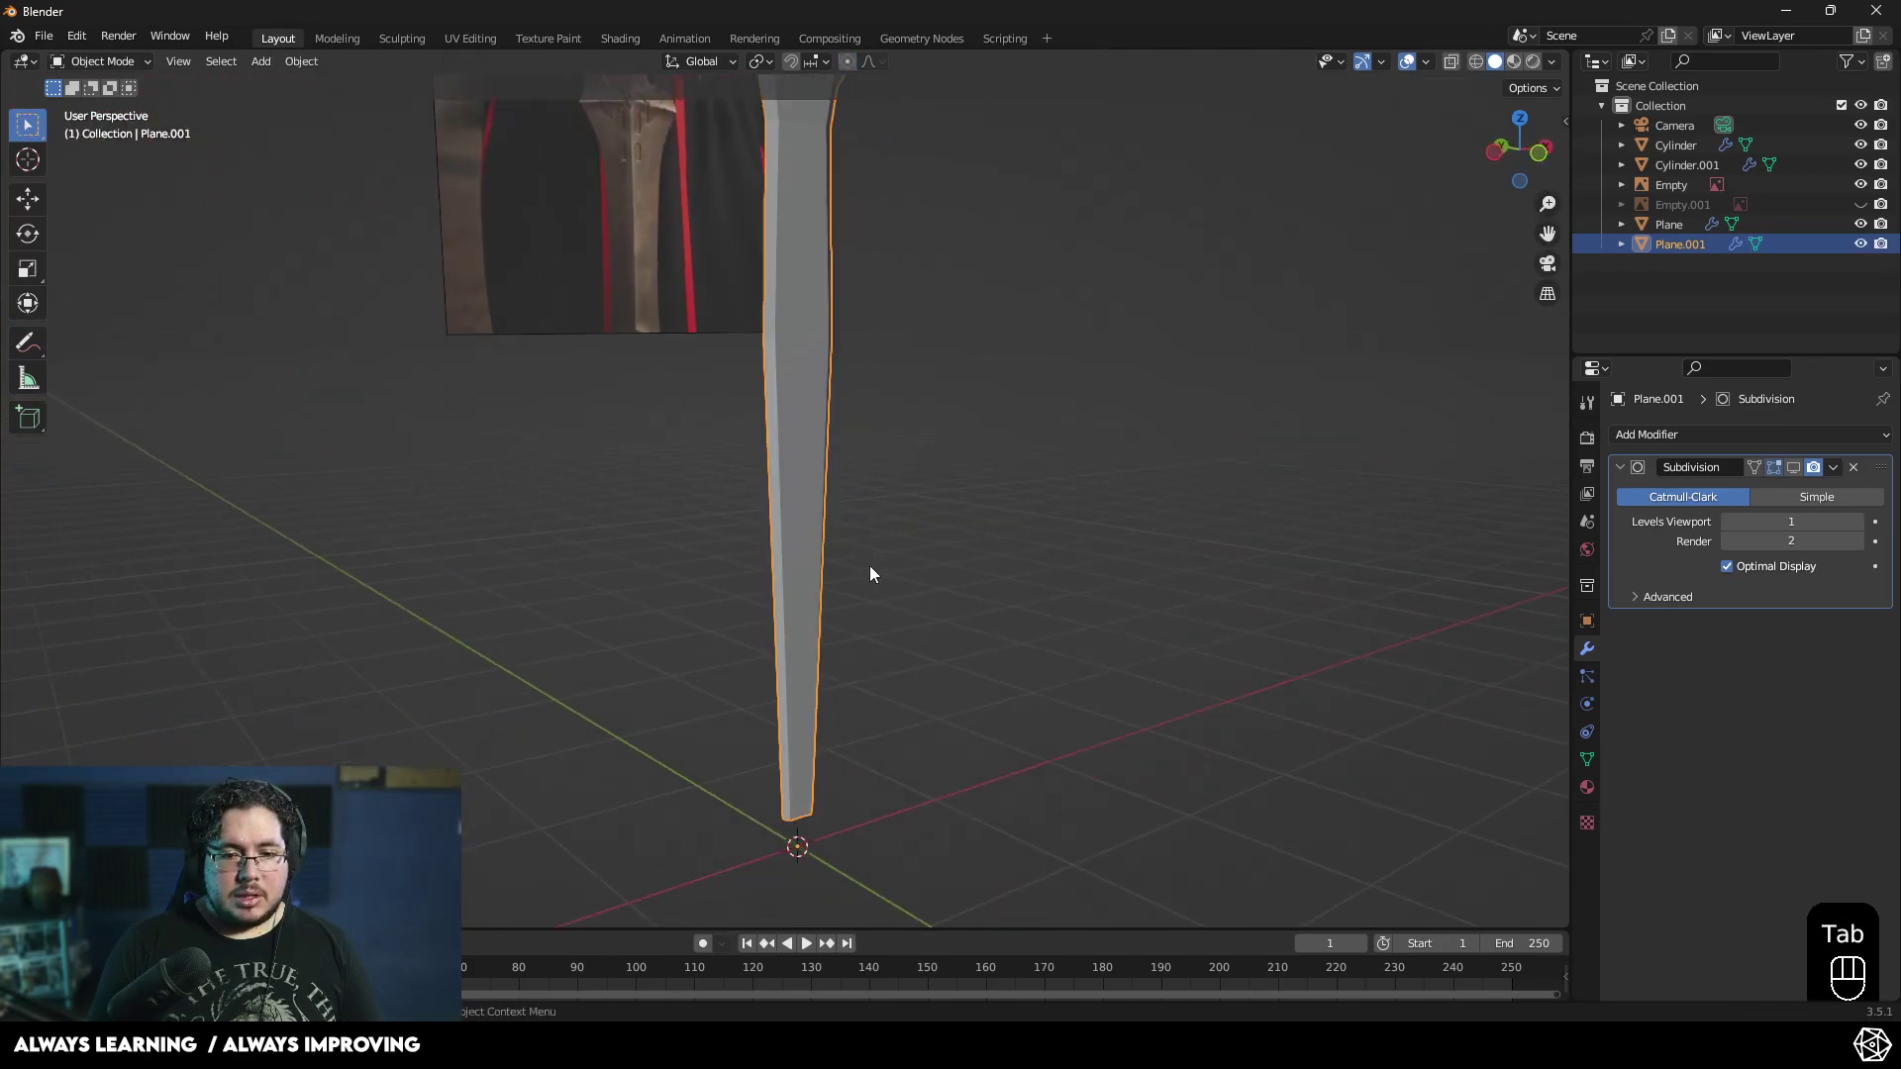
- Isolate the guard piece in Local View from top orthographic and reopen its mesh in wireframe
key(z)
click(785, 488)
drag(795, 652, 566, 956)
key(3)
click(934, 443)
middle_click(817, 773)
key(Tab)
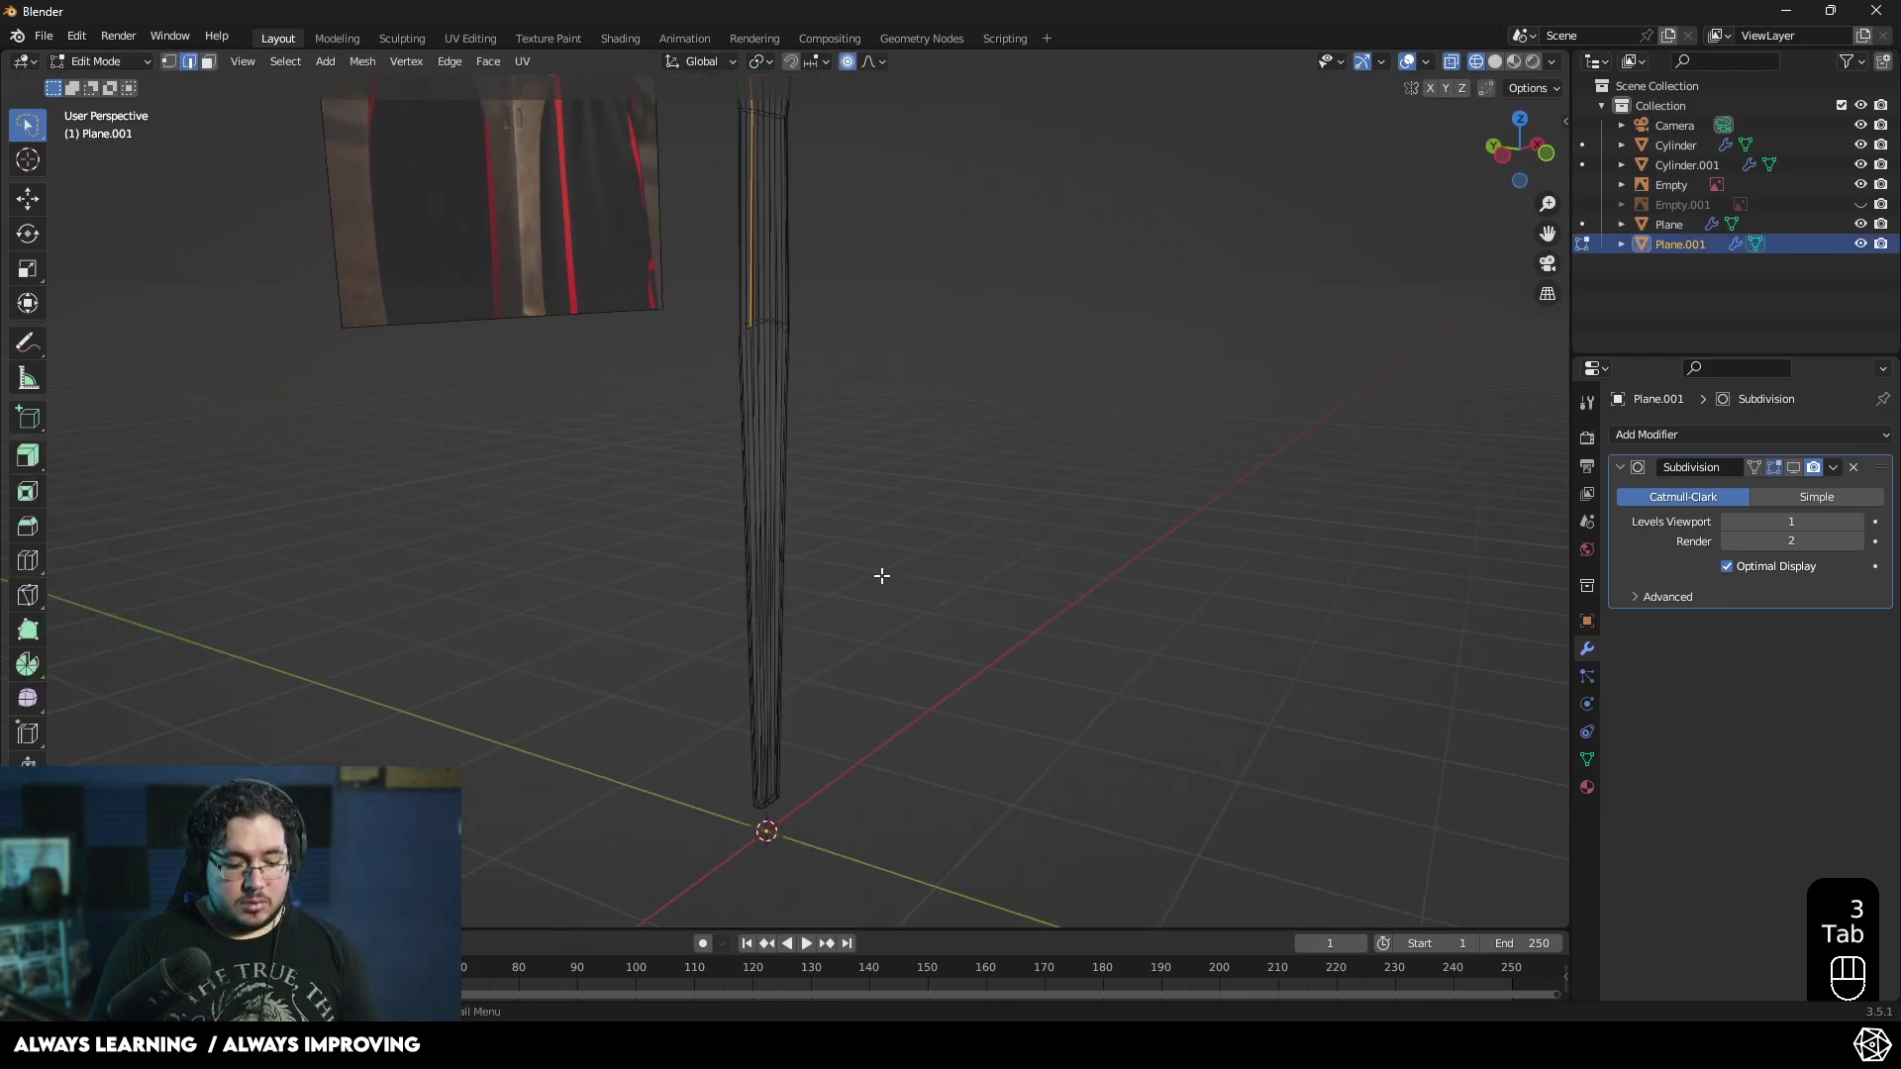
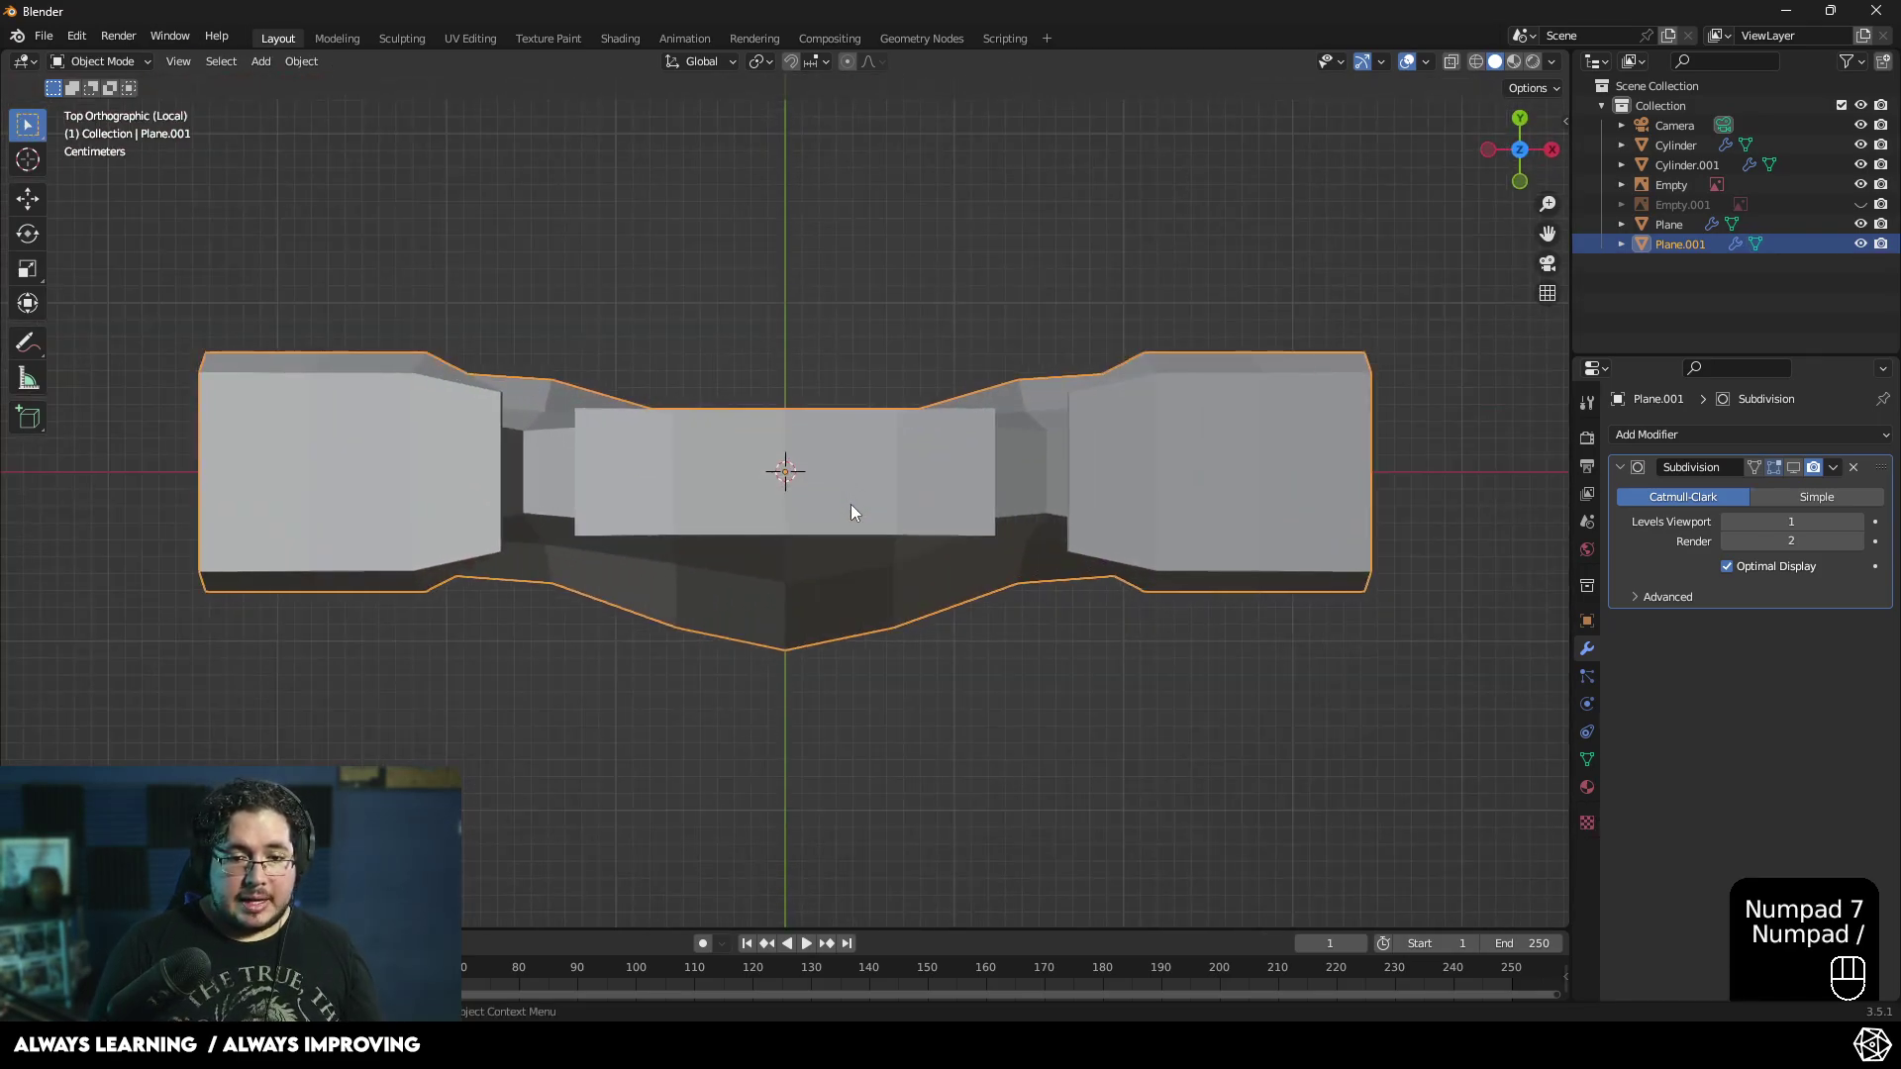
- In wireframe shading, extrude the blade's angled bottom edge downward and scale the new section along Z
key(z)
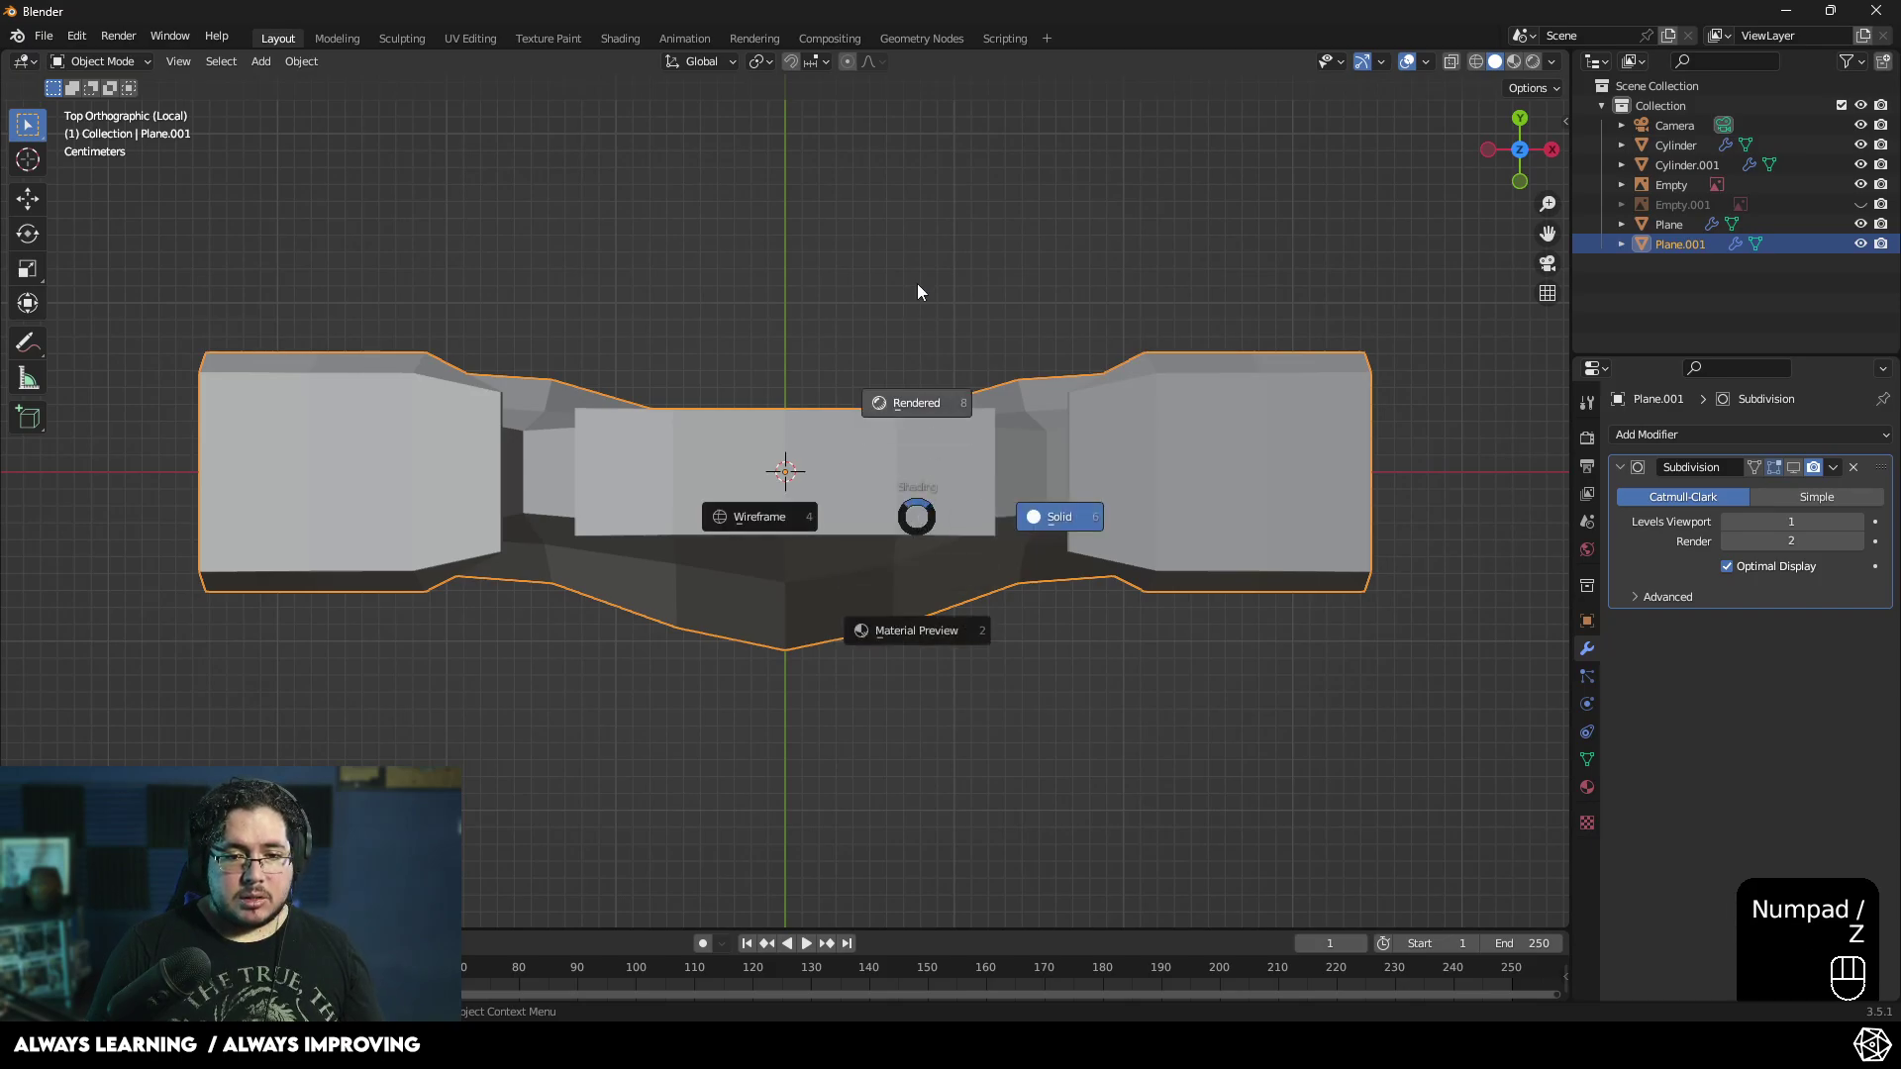
click(804, 506)
key(Tab)
key(z)
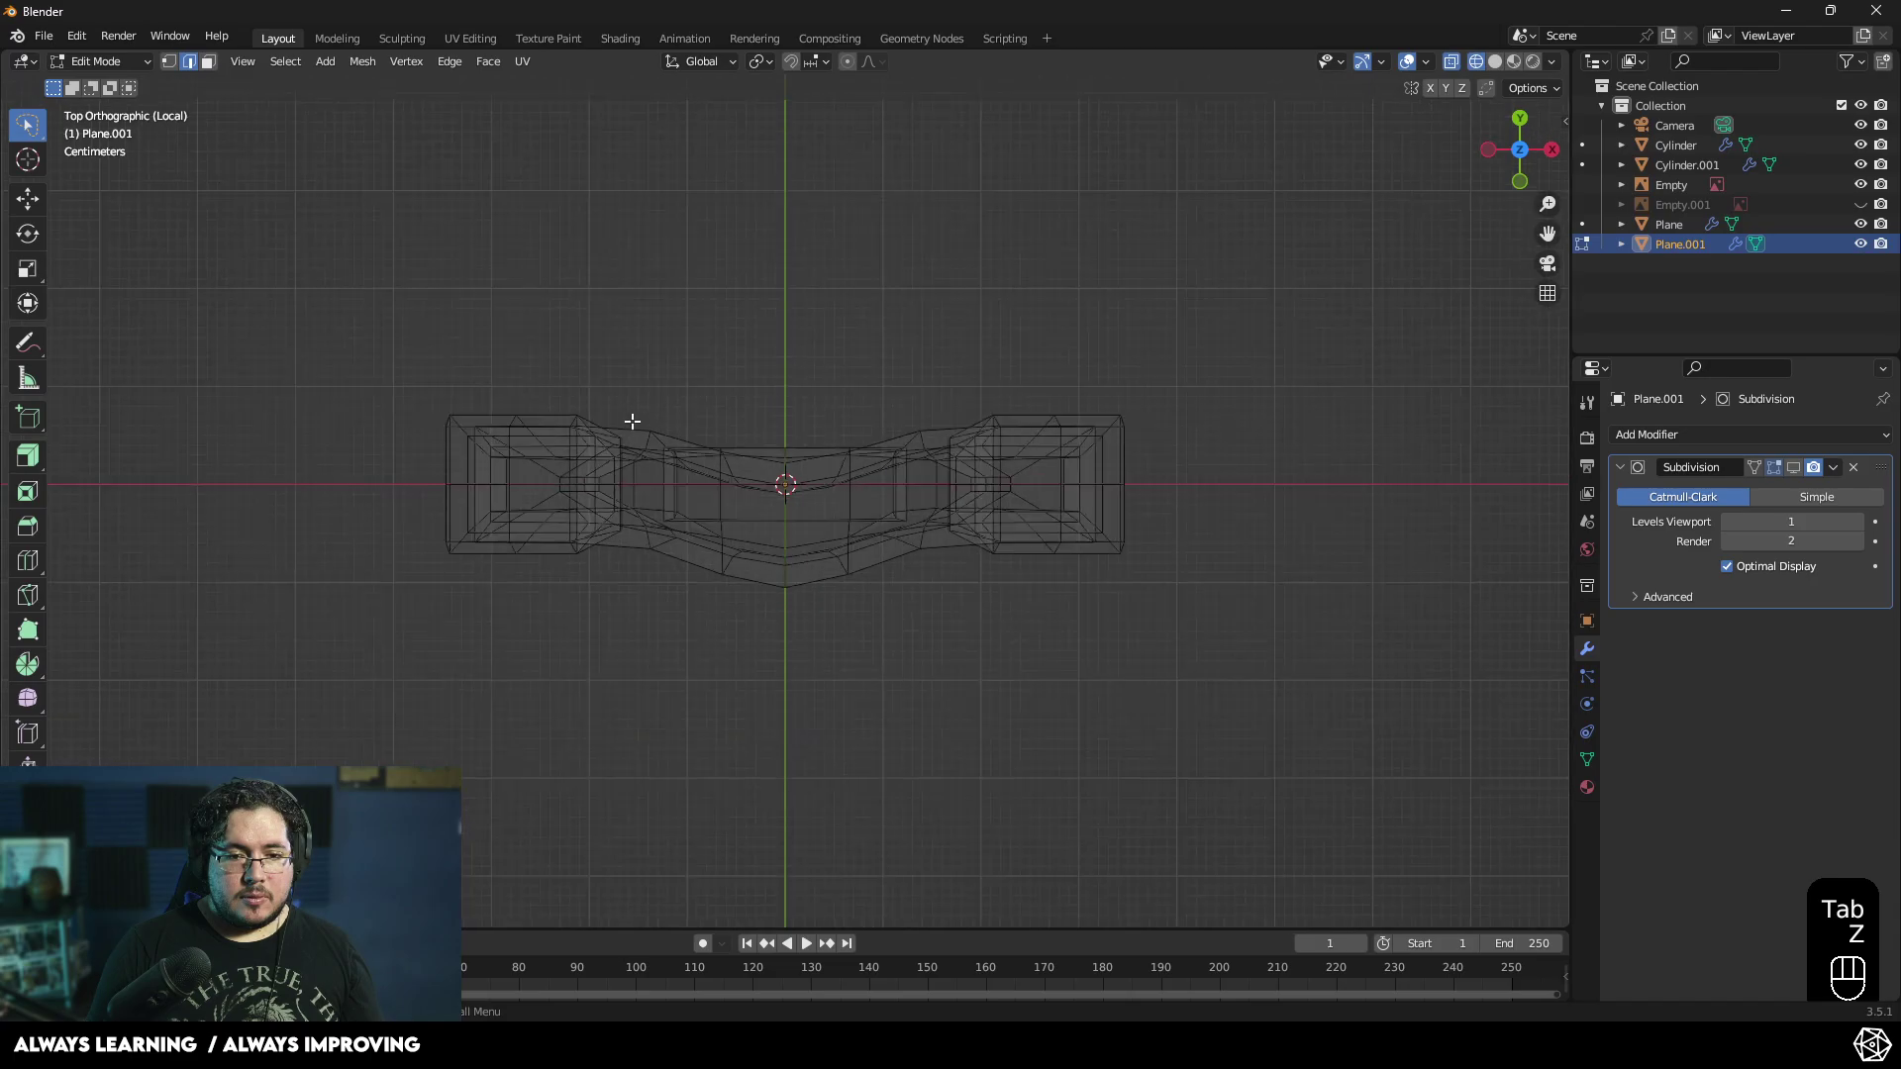
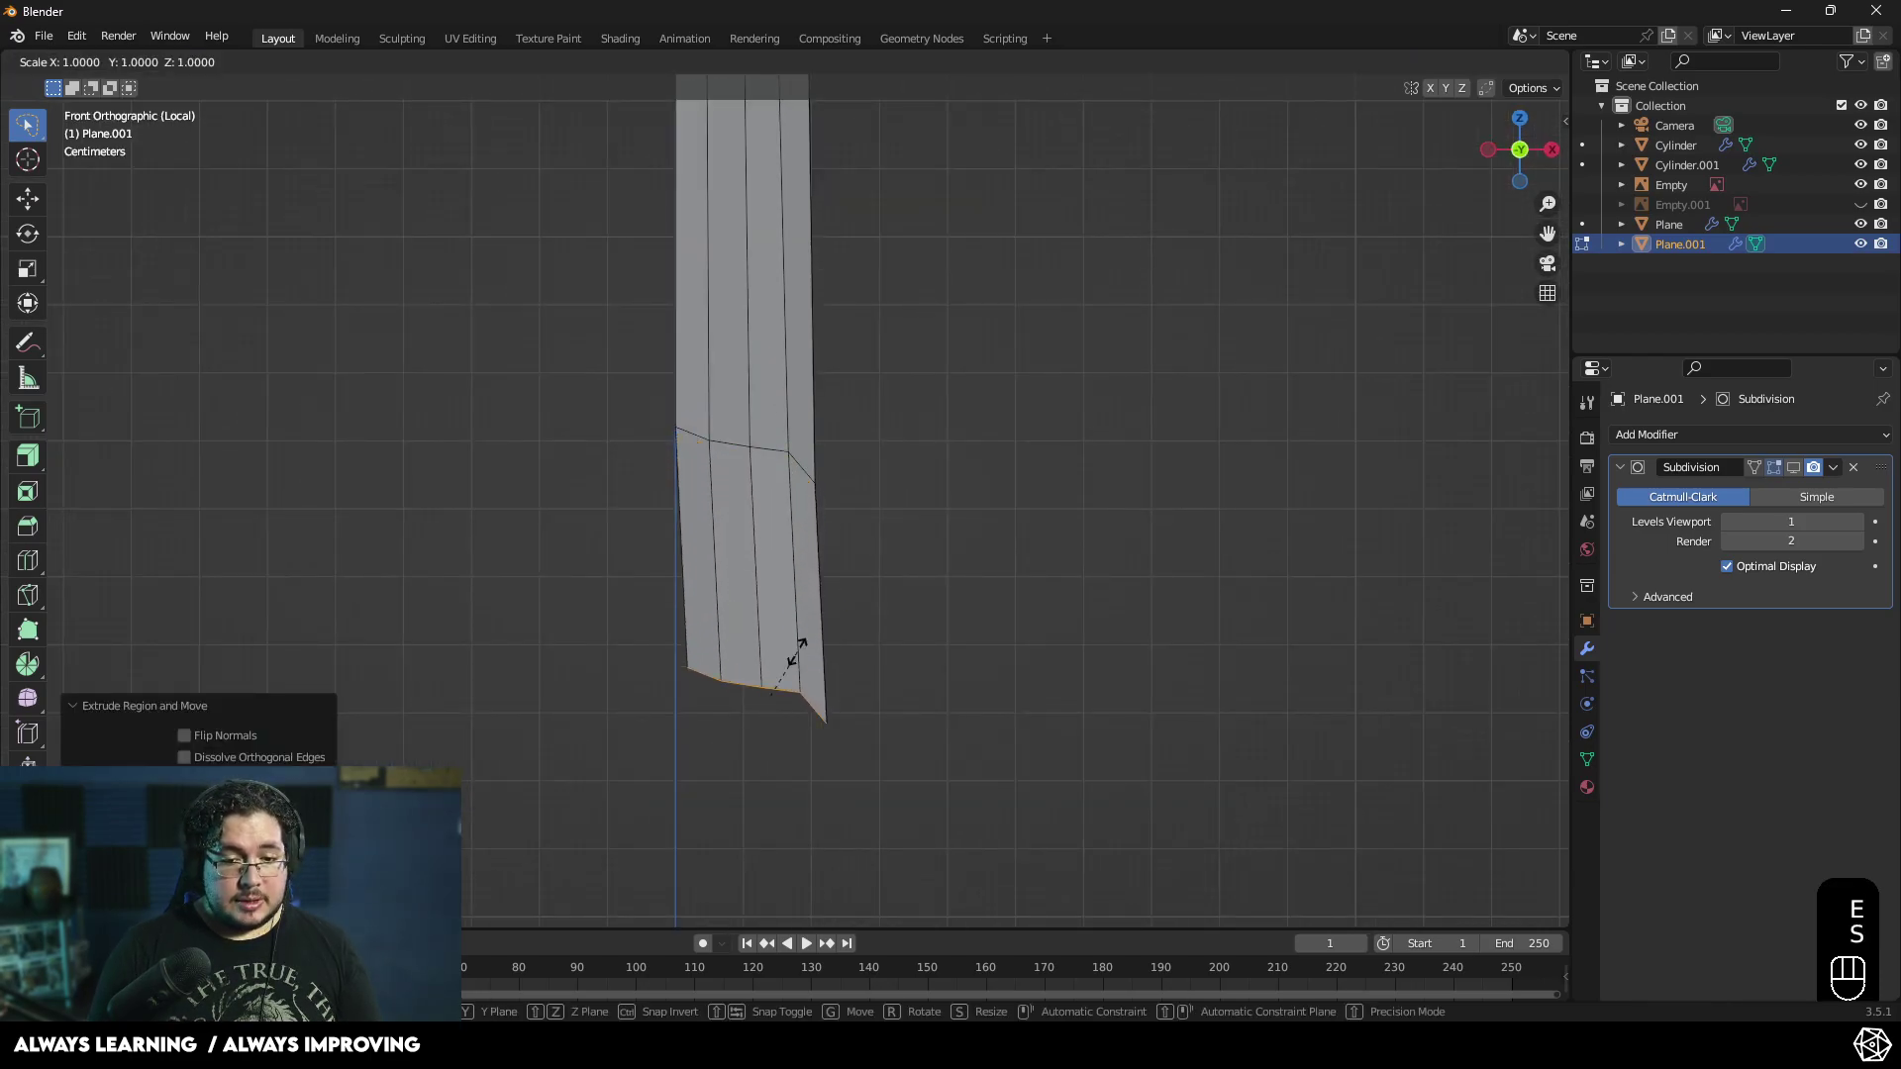
key(z)
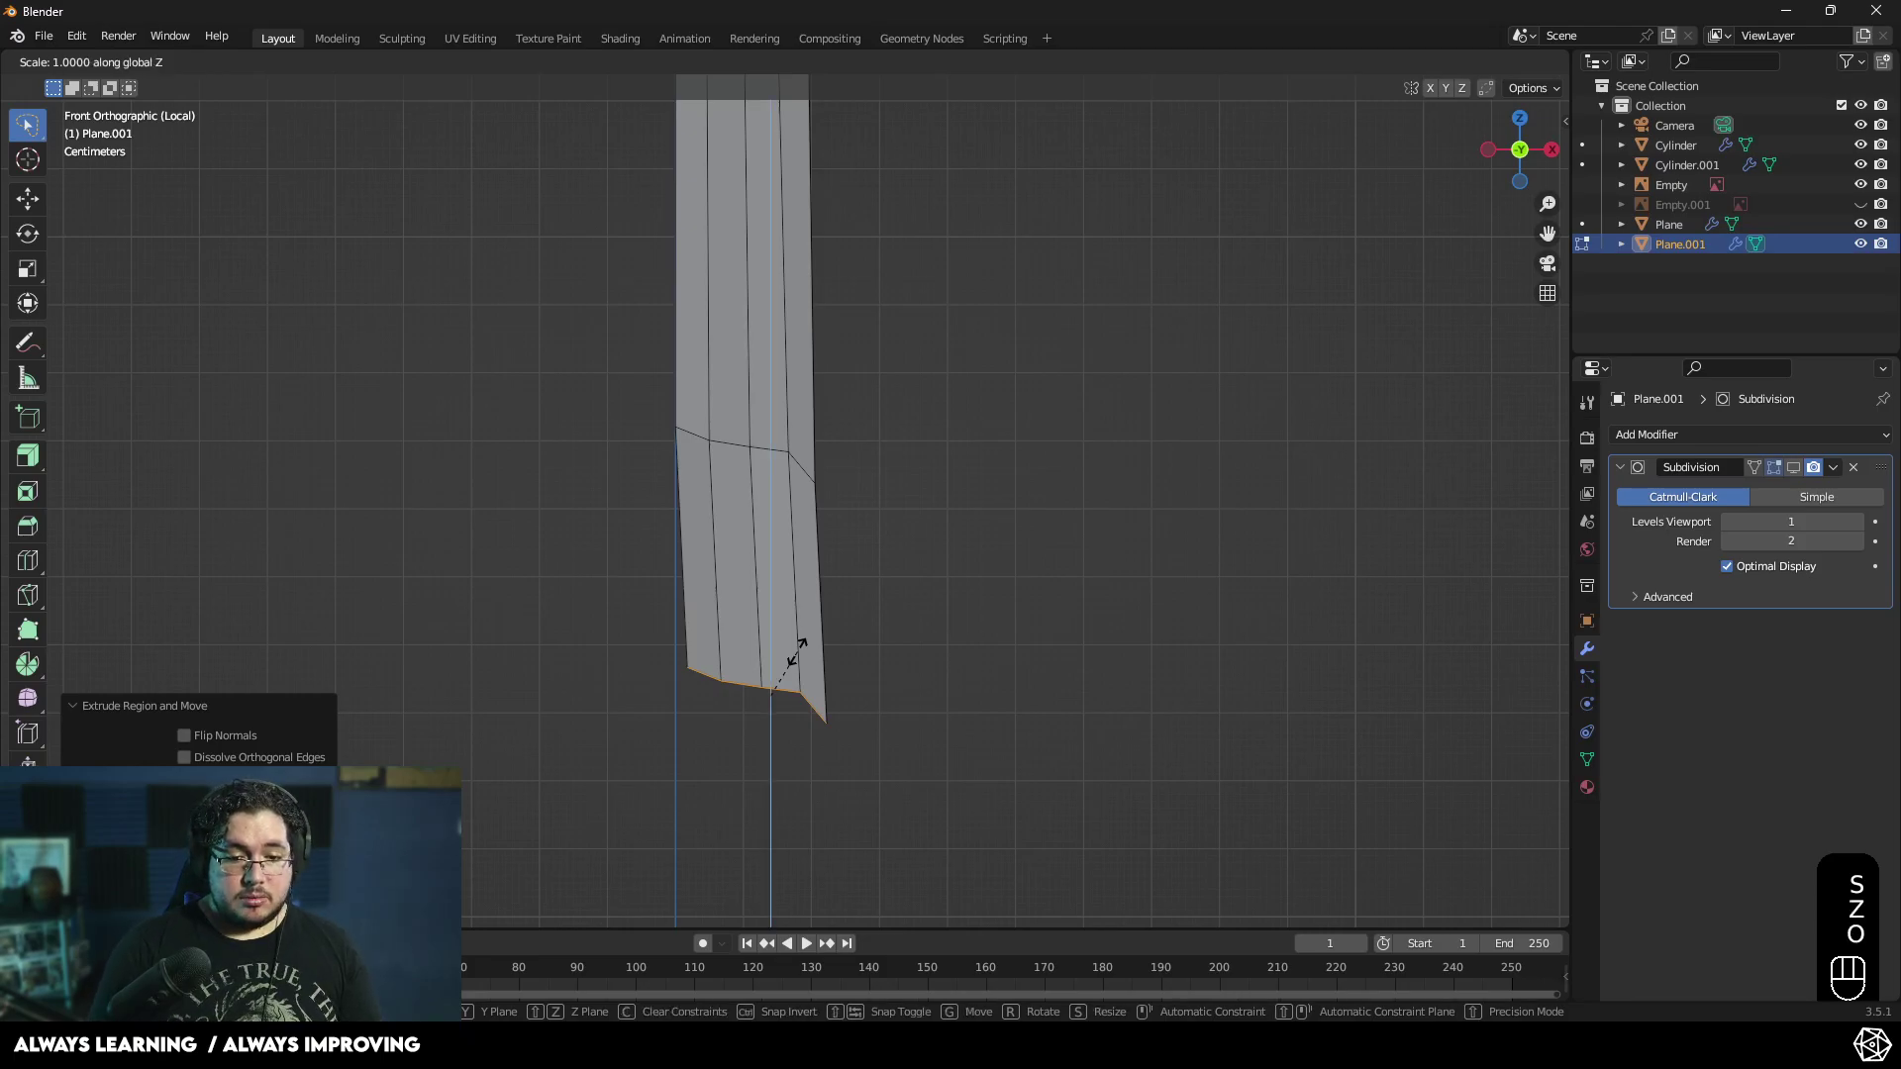
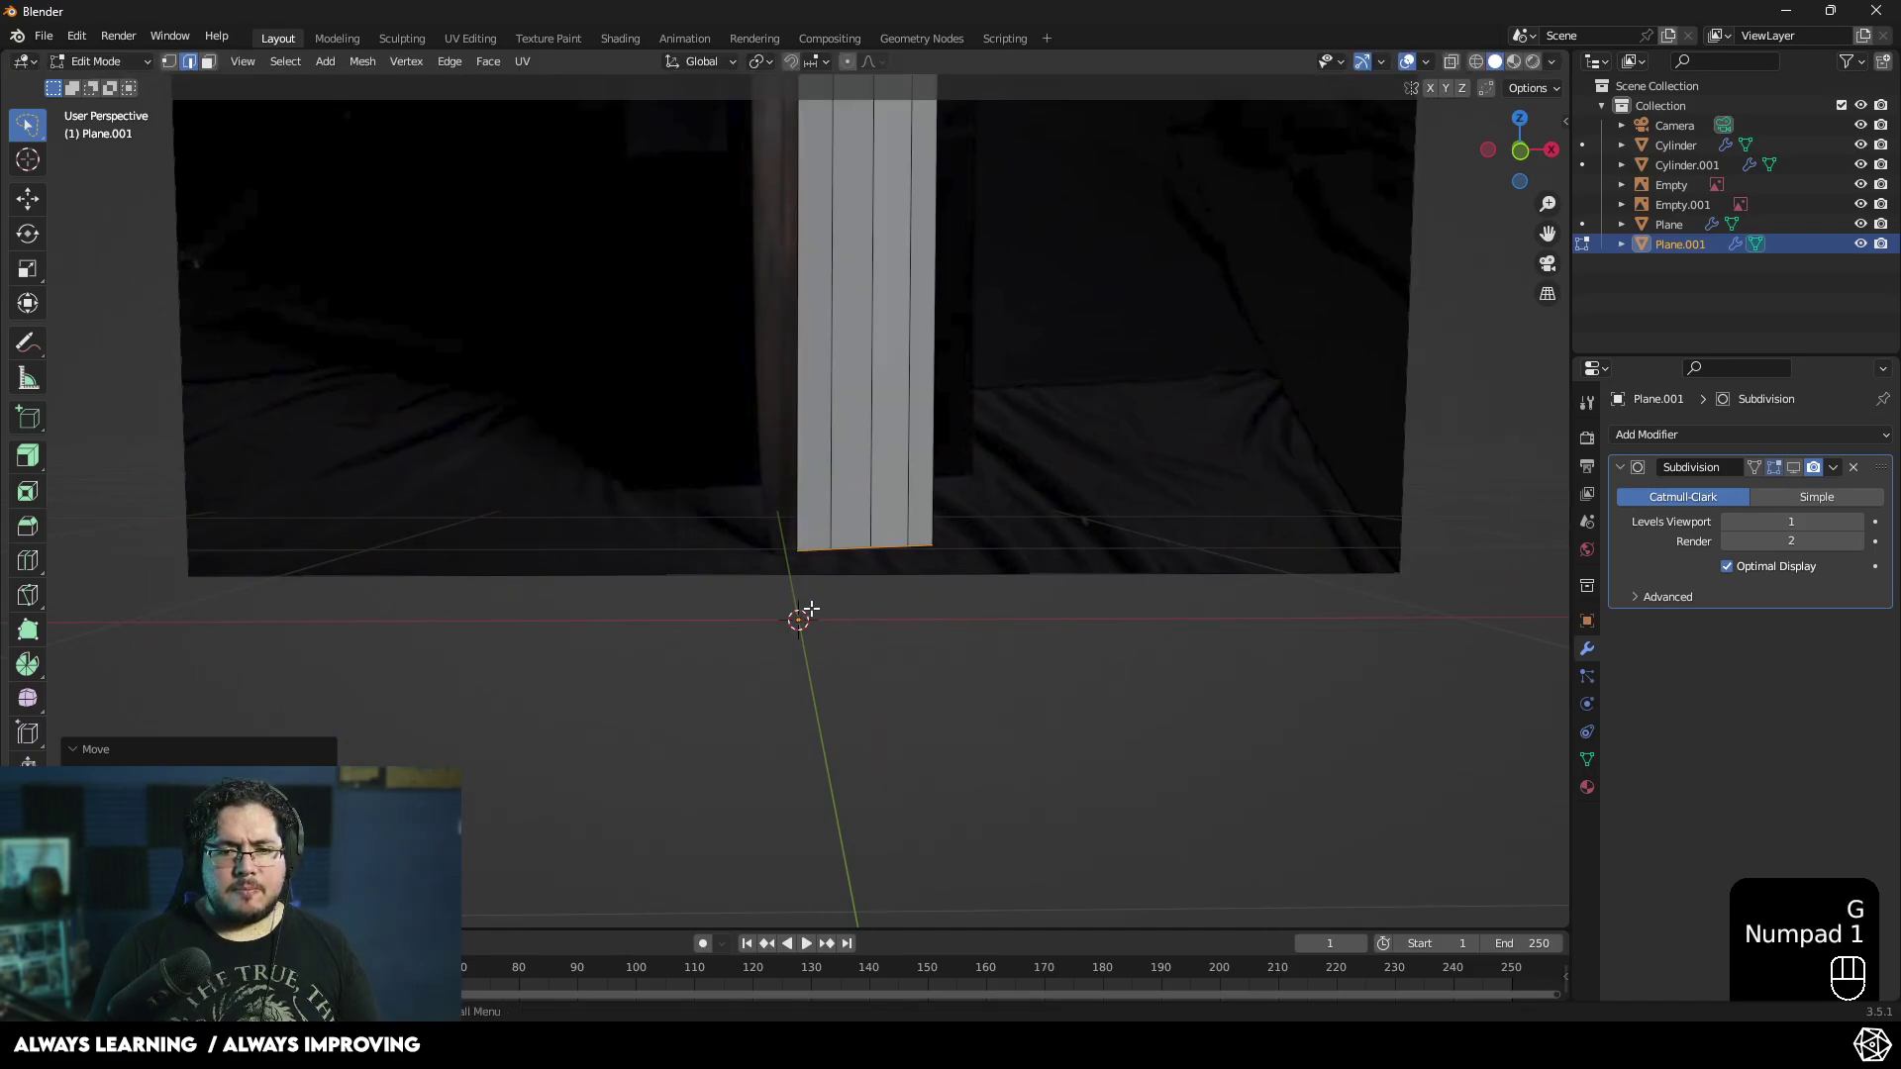
- From front view, move the blade's lower edge far down along the reference blade
key(KP_1)
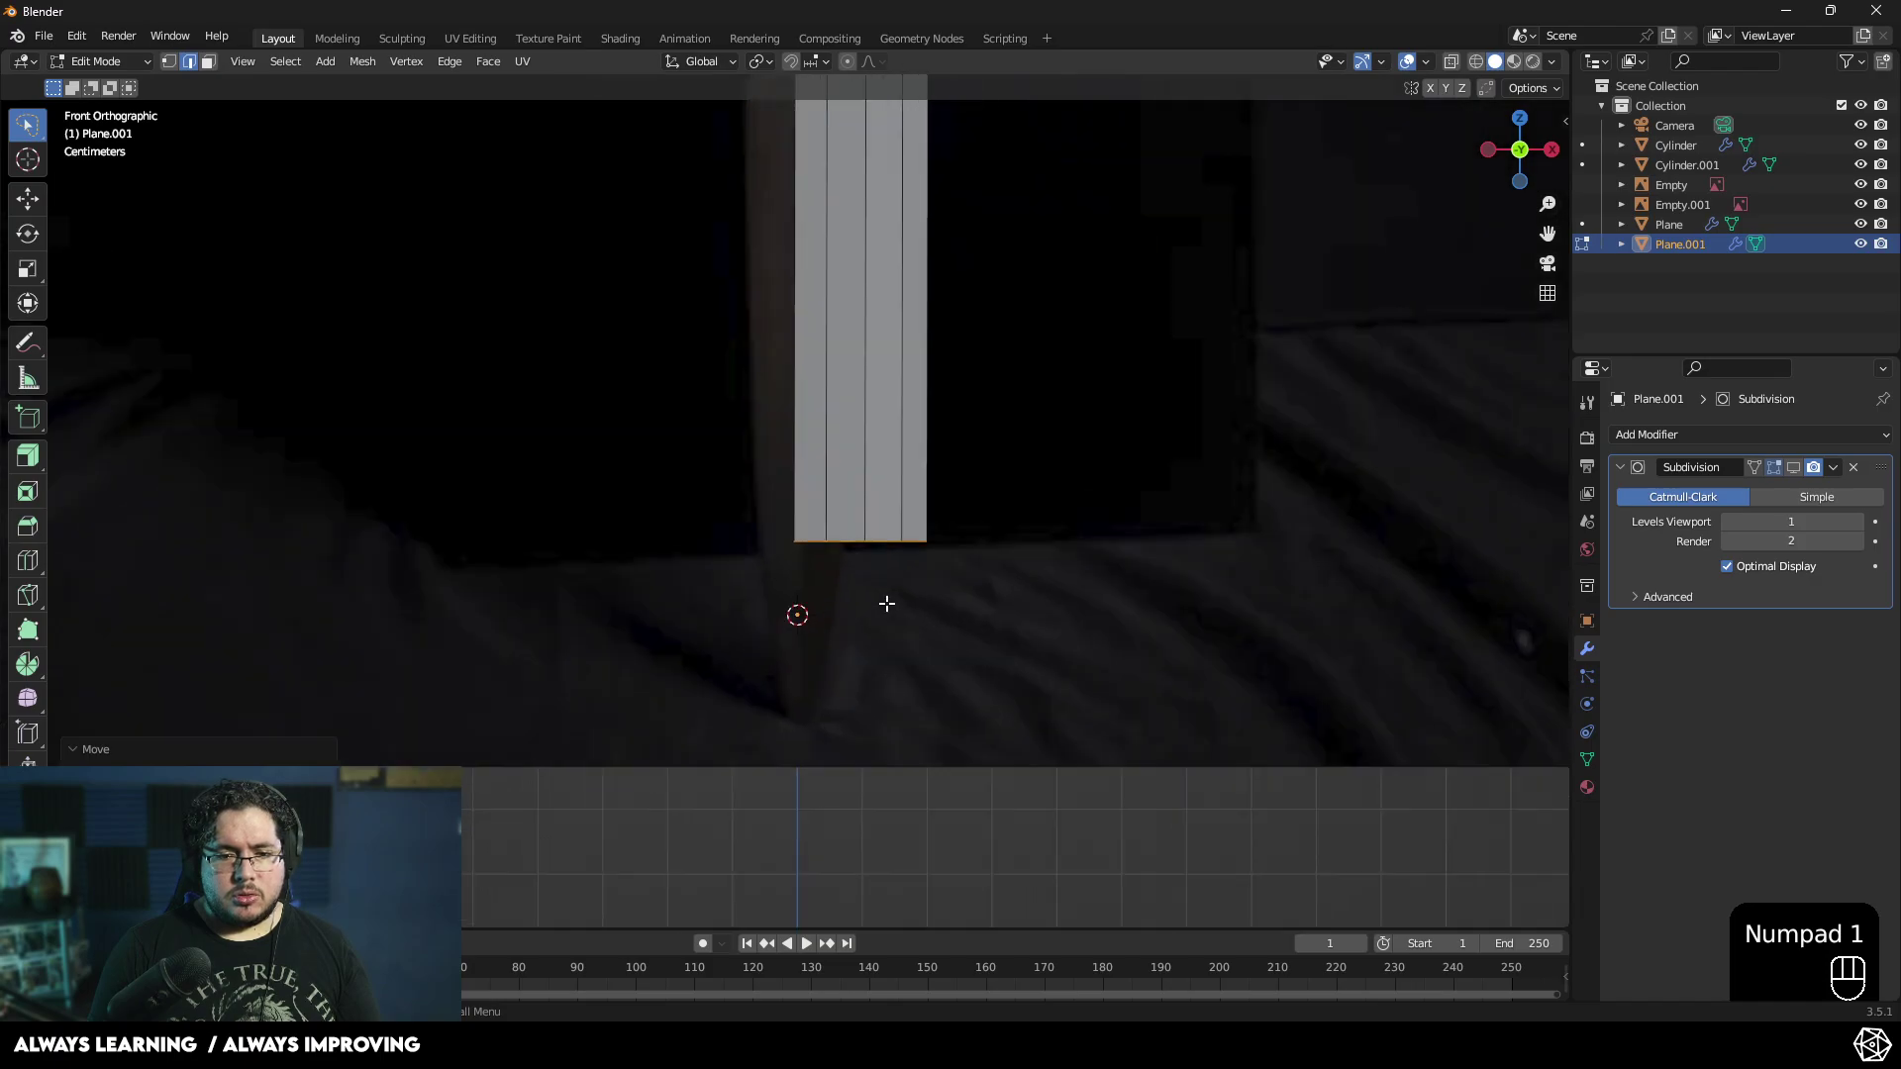
key(g)
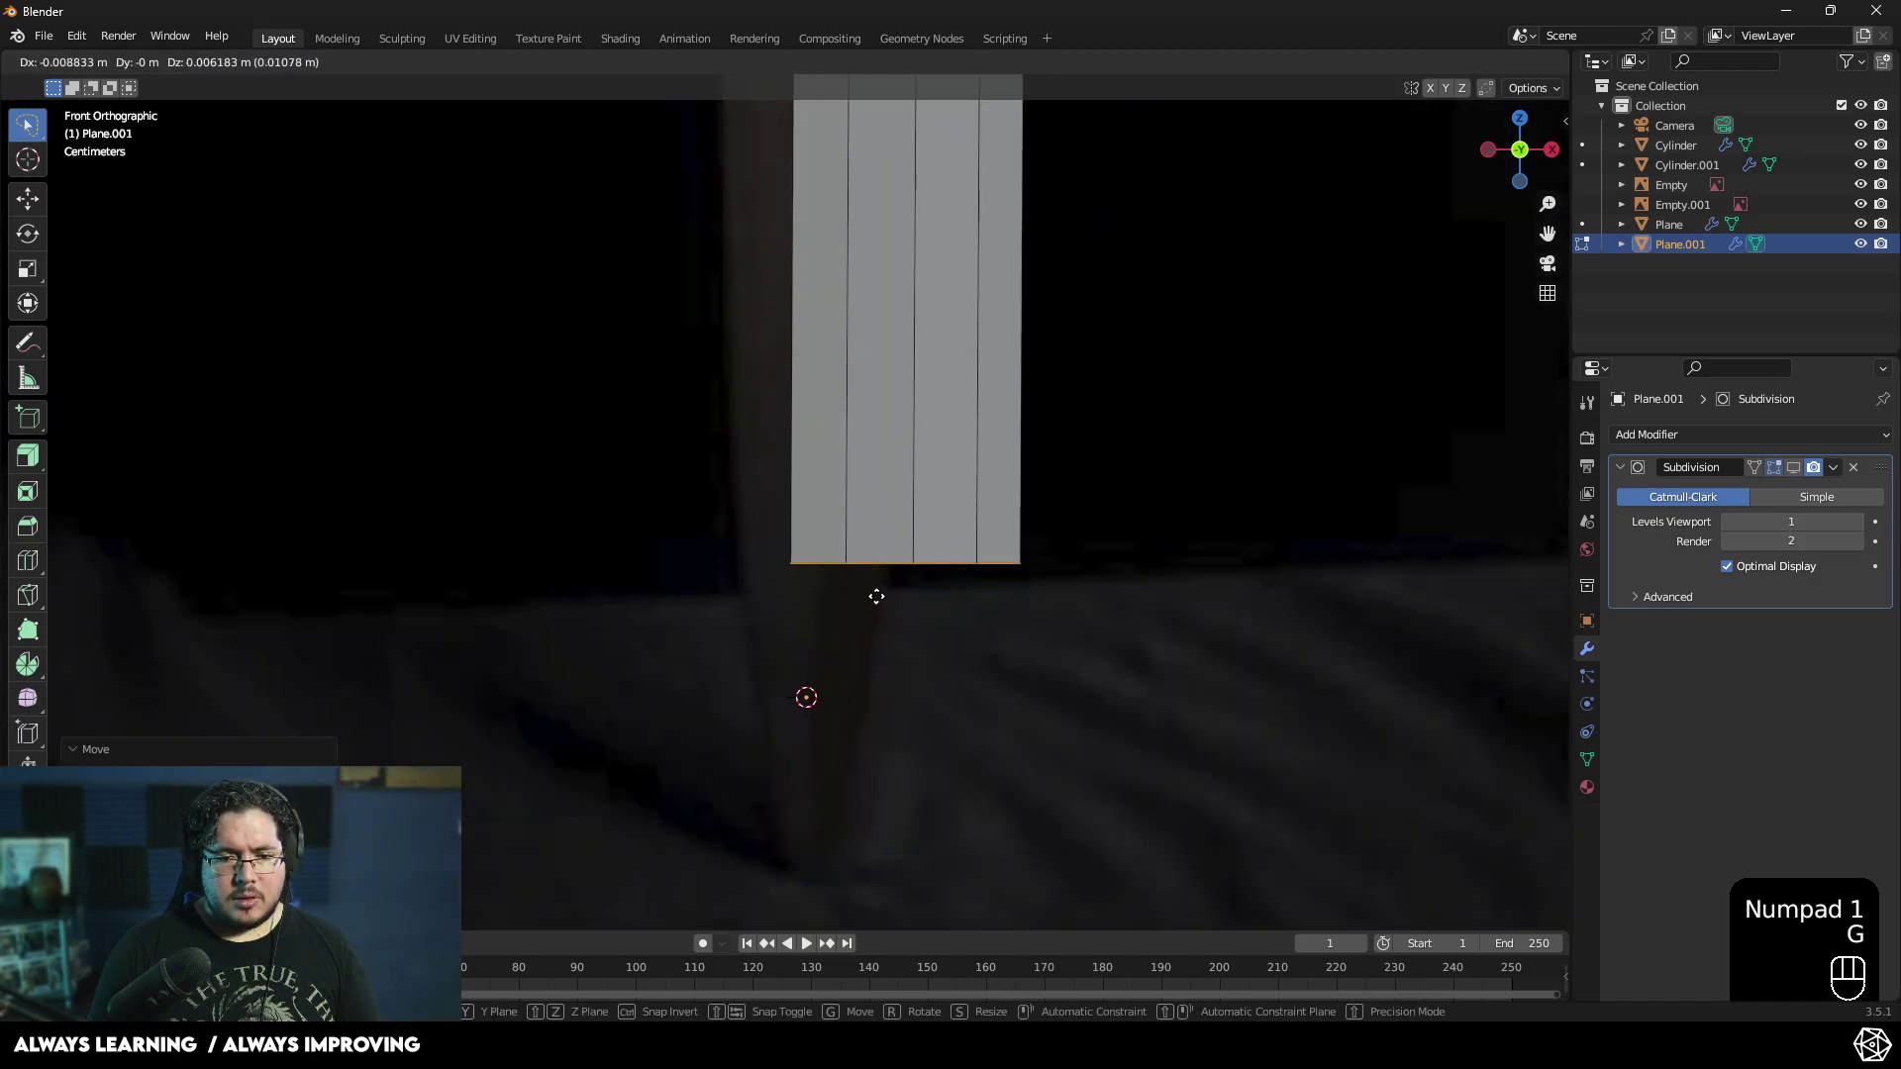
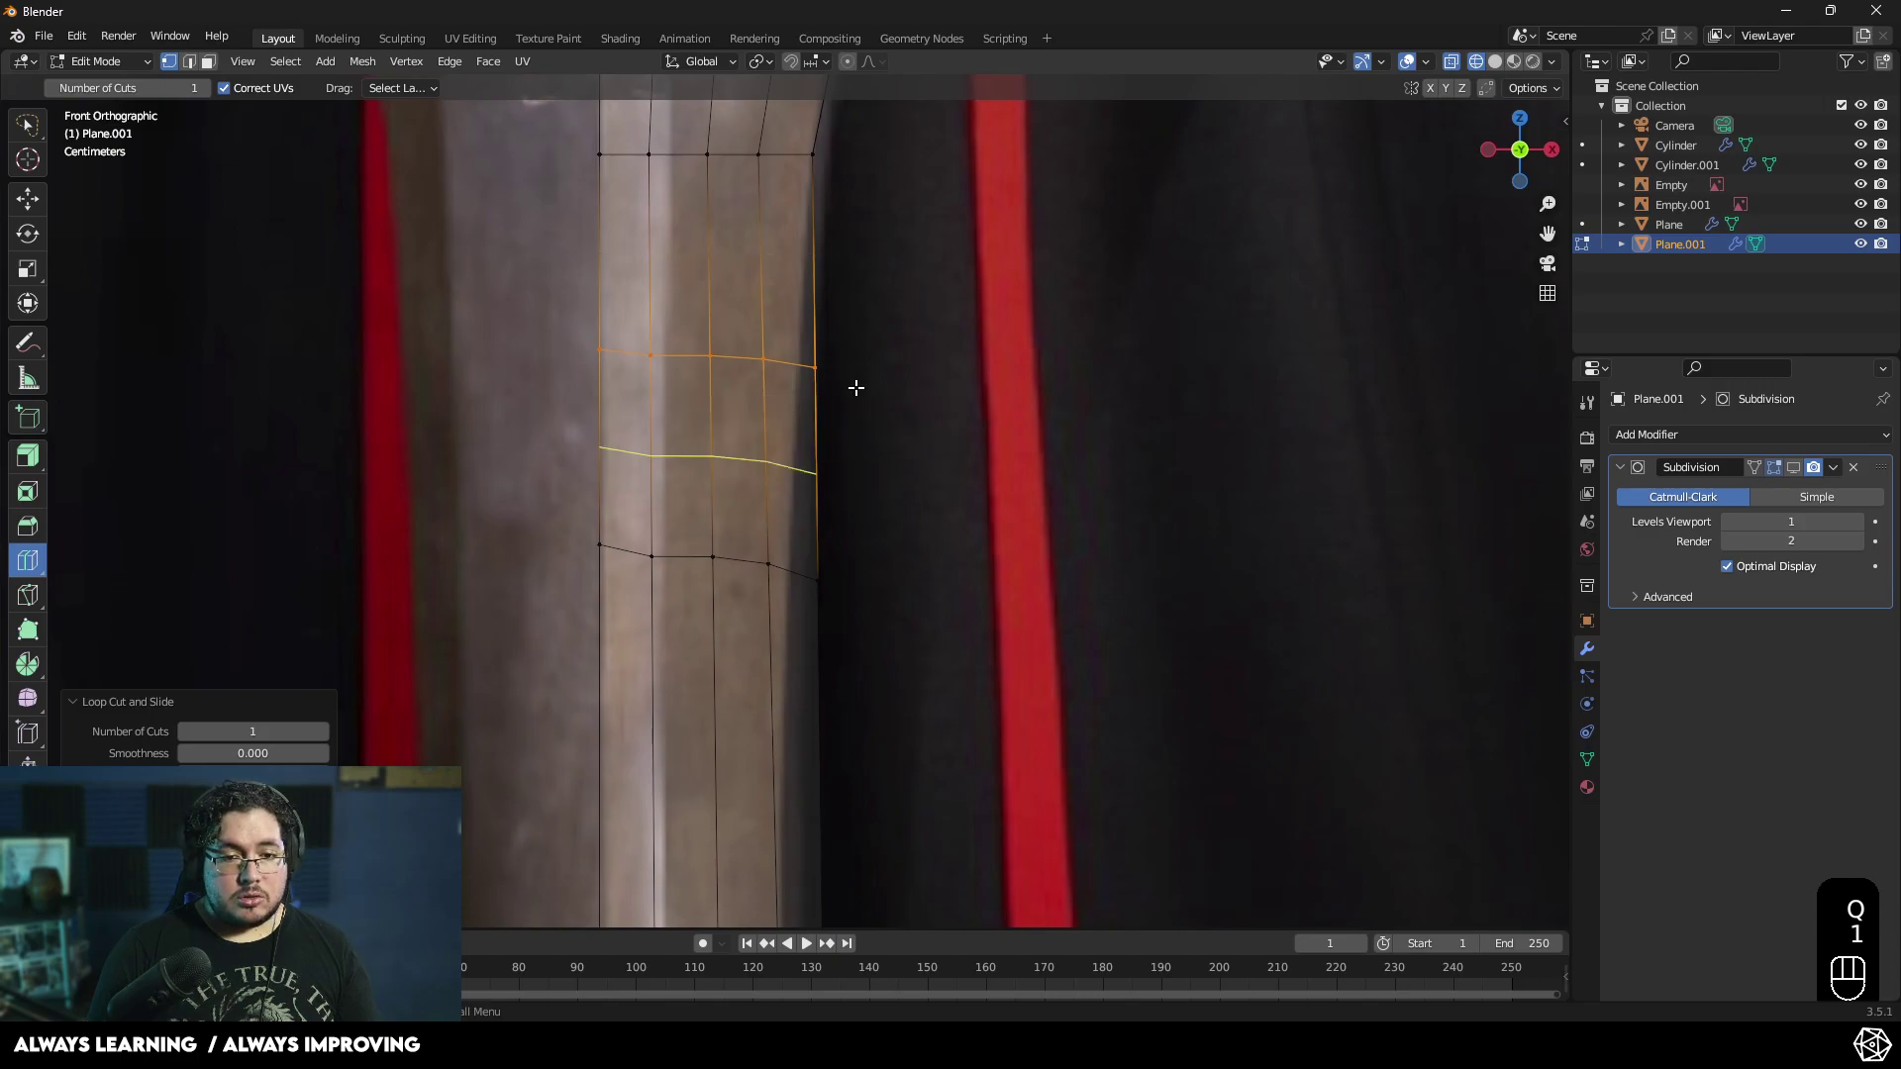
- Finish the loop cut and scale the selected blade vertices narrower along X
key(w)
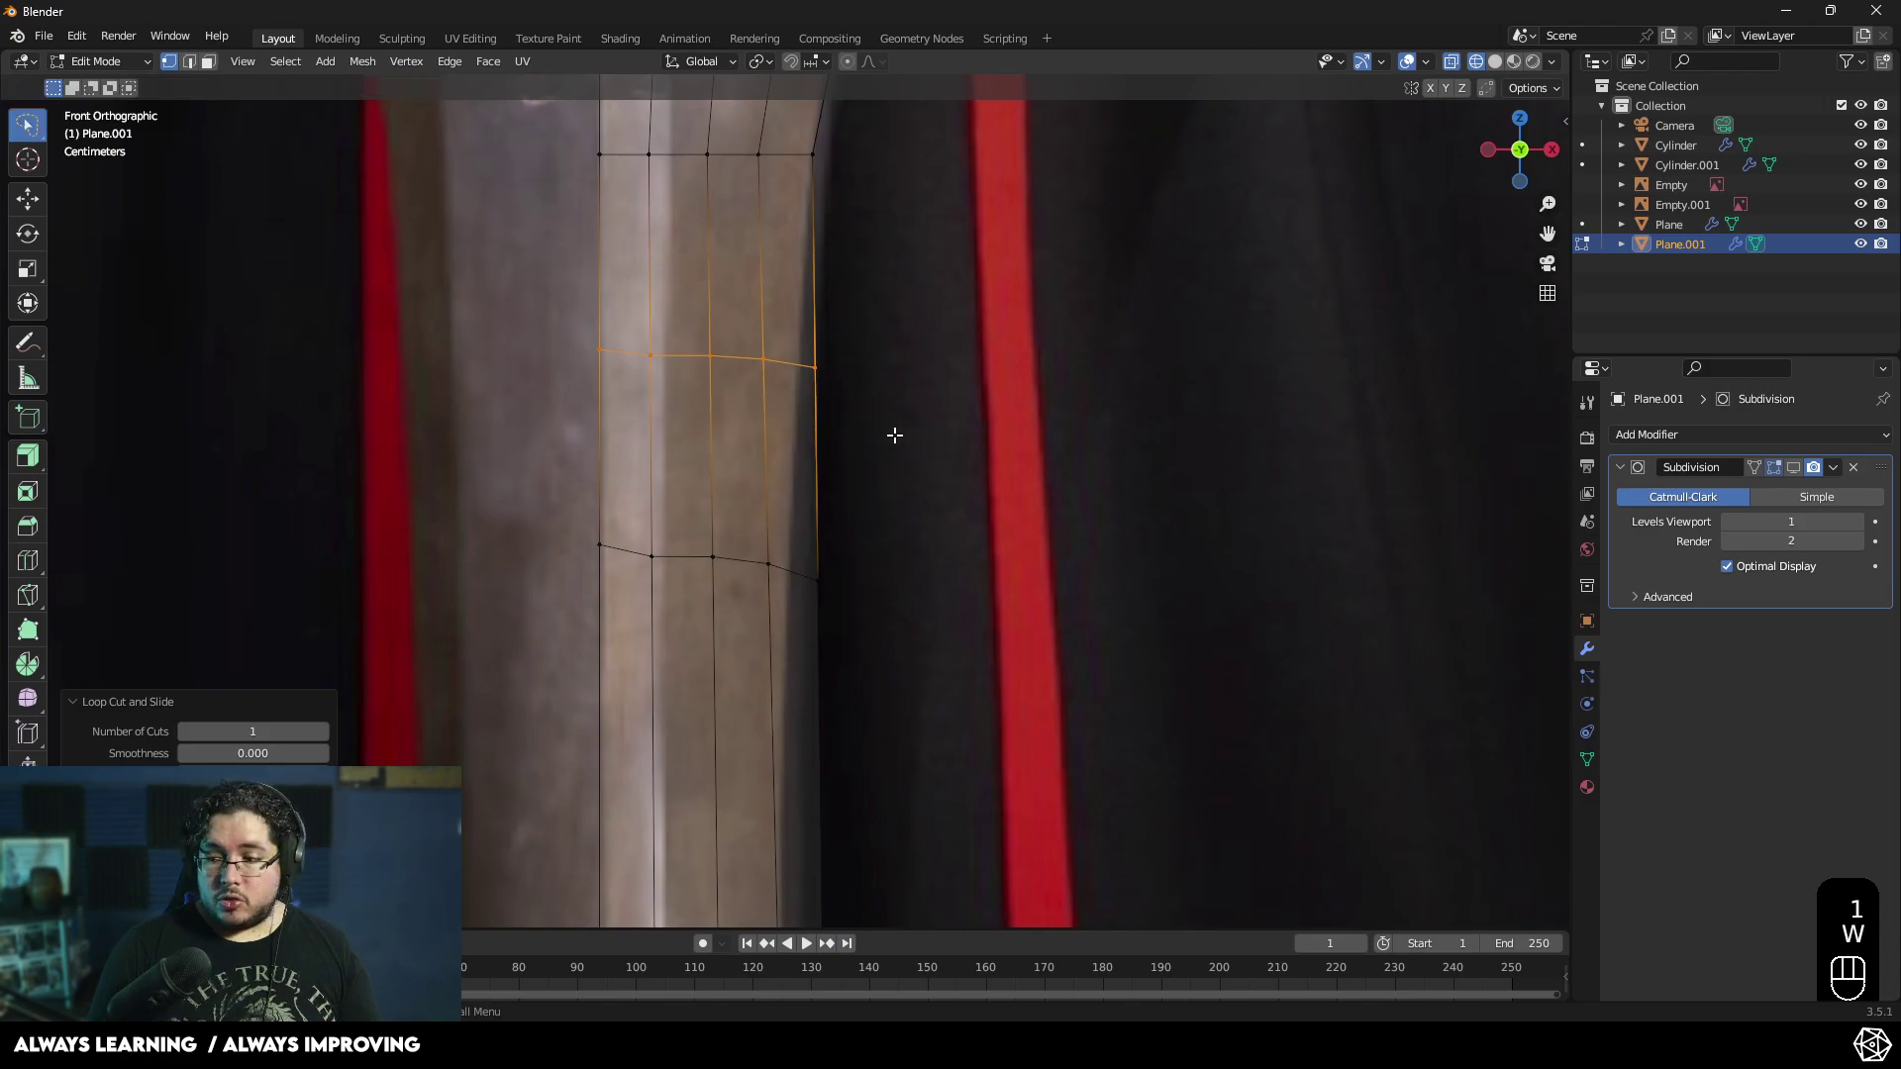
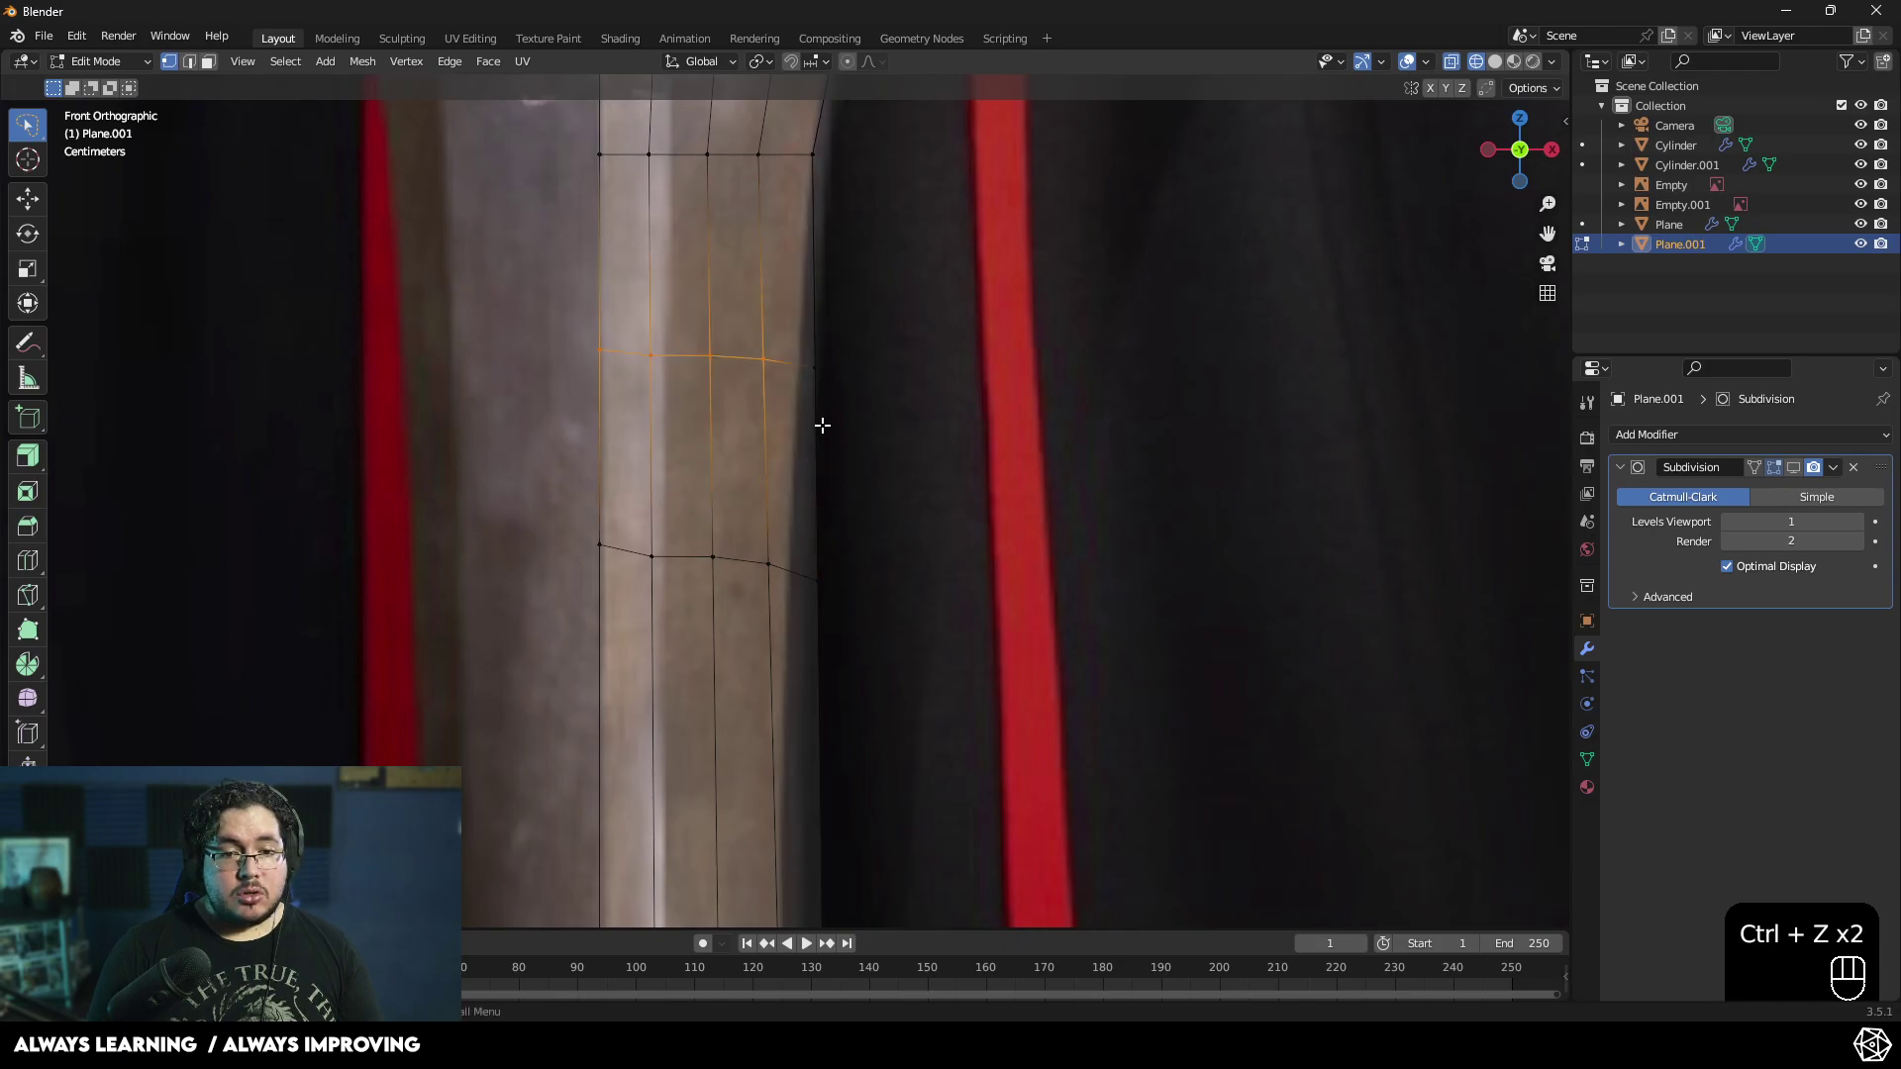
key(s)
key(x)
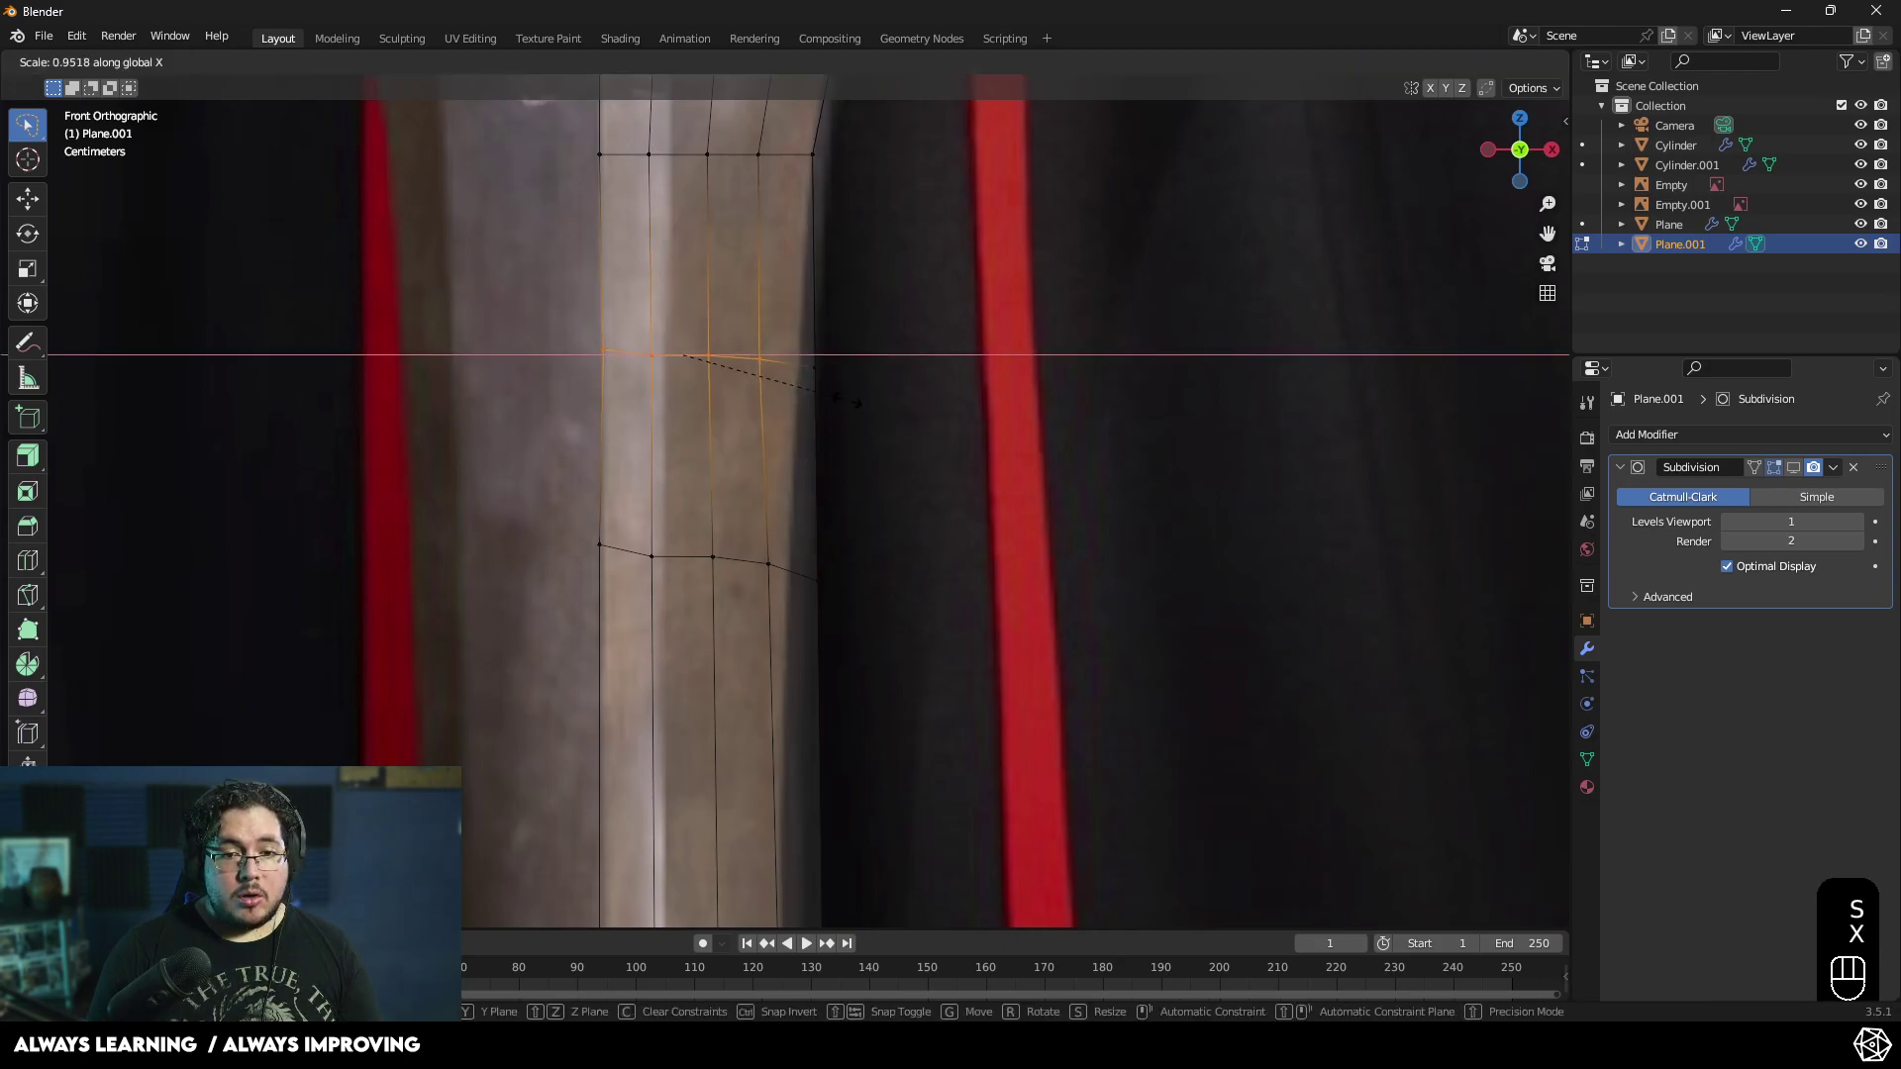
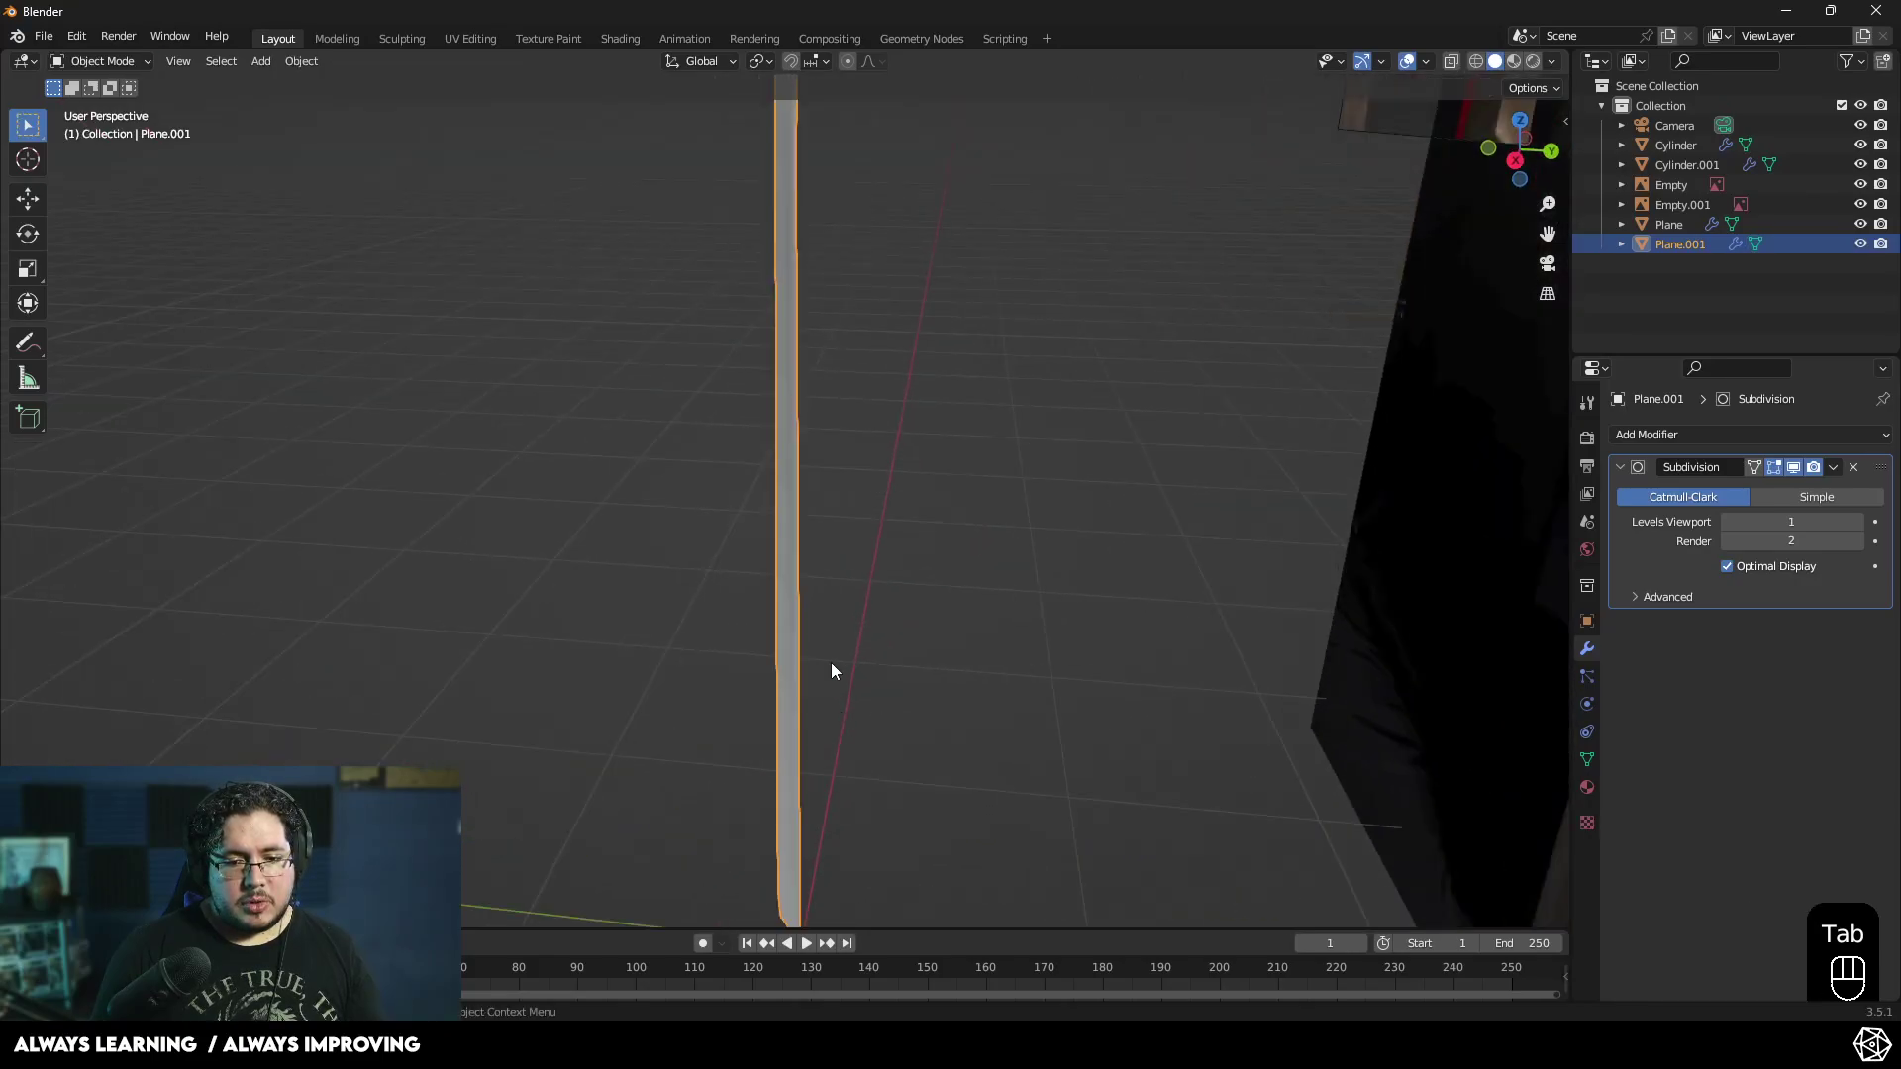
- Leave mesh editing and orbit around the single blade half to check its shape
key(Tab)
drag(853, 646, 863, 604)
middle_click(725, 537)
click(791, 554)
middle_click(941, 506)
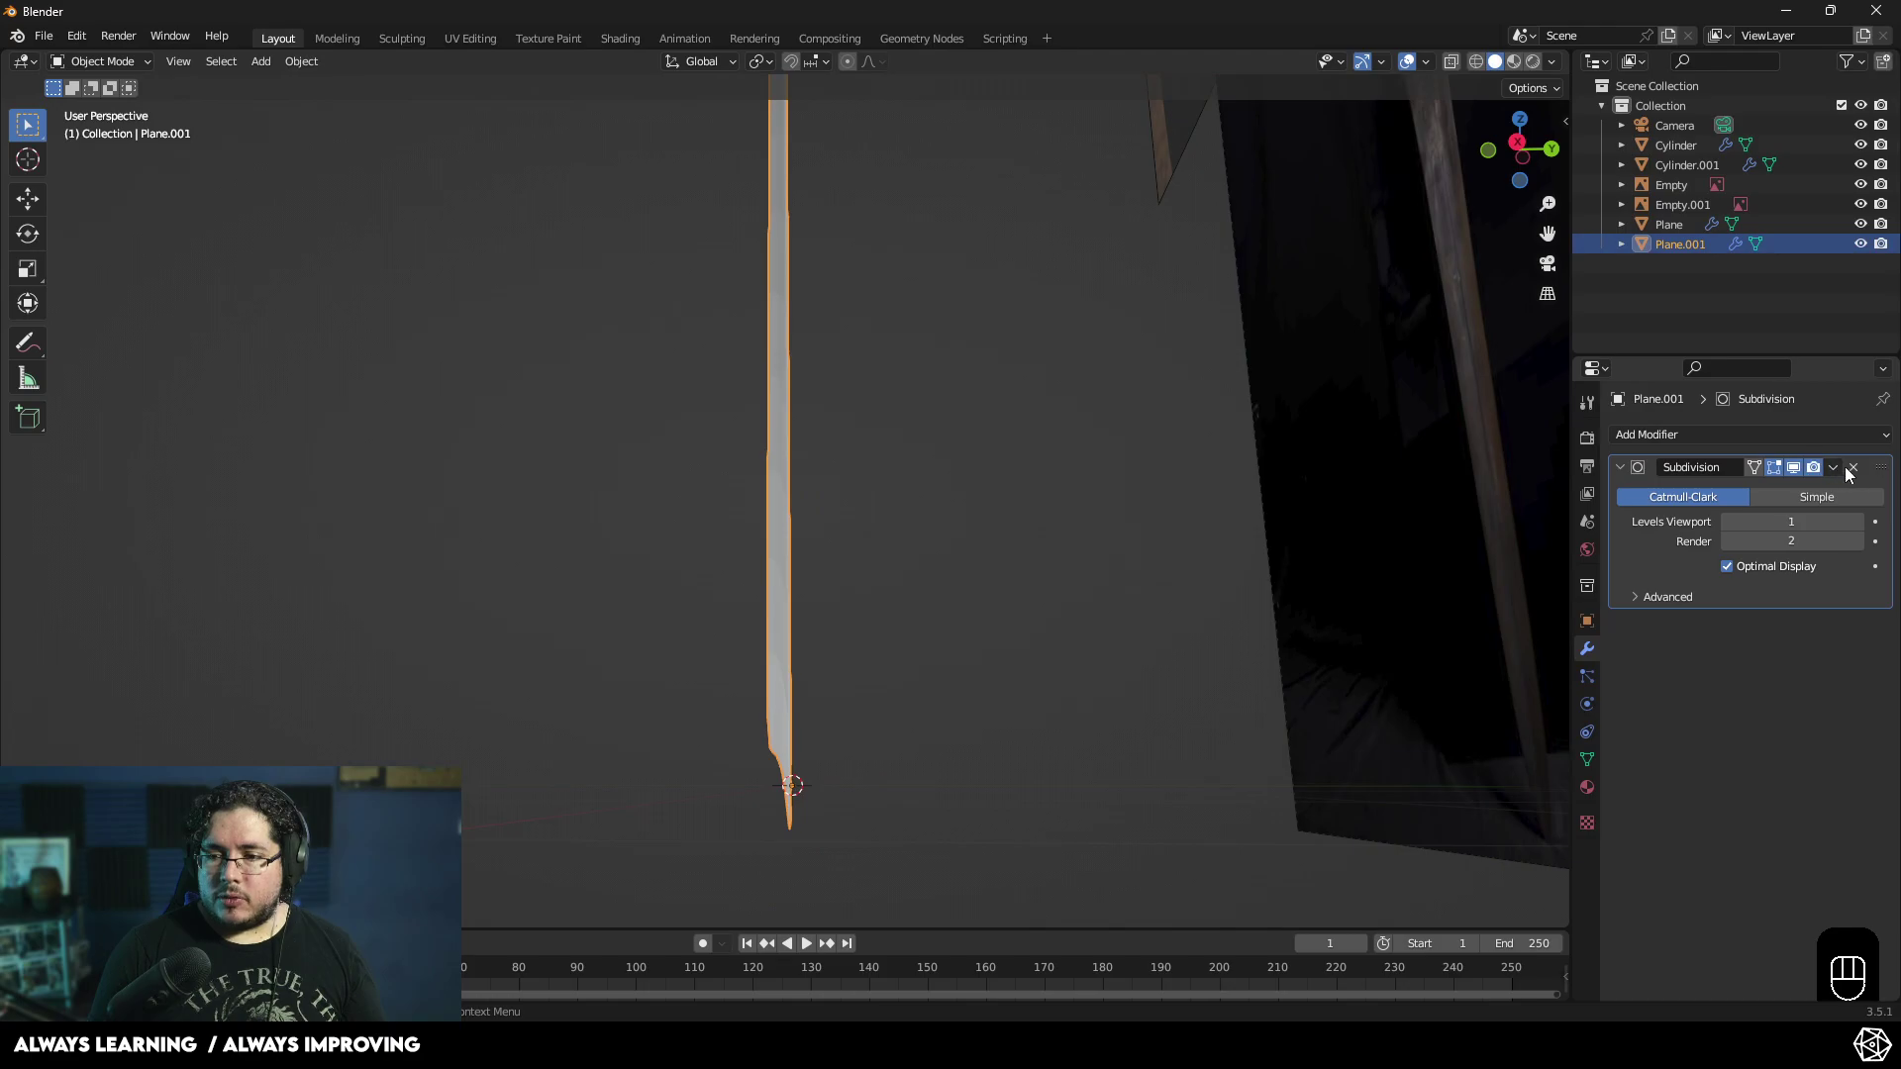
- Add a Mirror modifier below Subdivision, mirroring along Y instead of X, giving a two-sided blade
click(1805, 475)
drag(1845, 473, 1716, 662)
drag(1737, 732, 1710, 636)
click(1623, 470)
drag(1722, 429, 1533, 670)
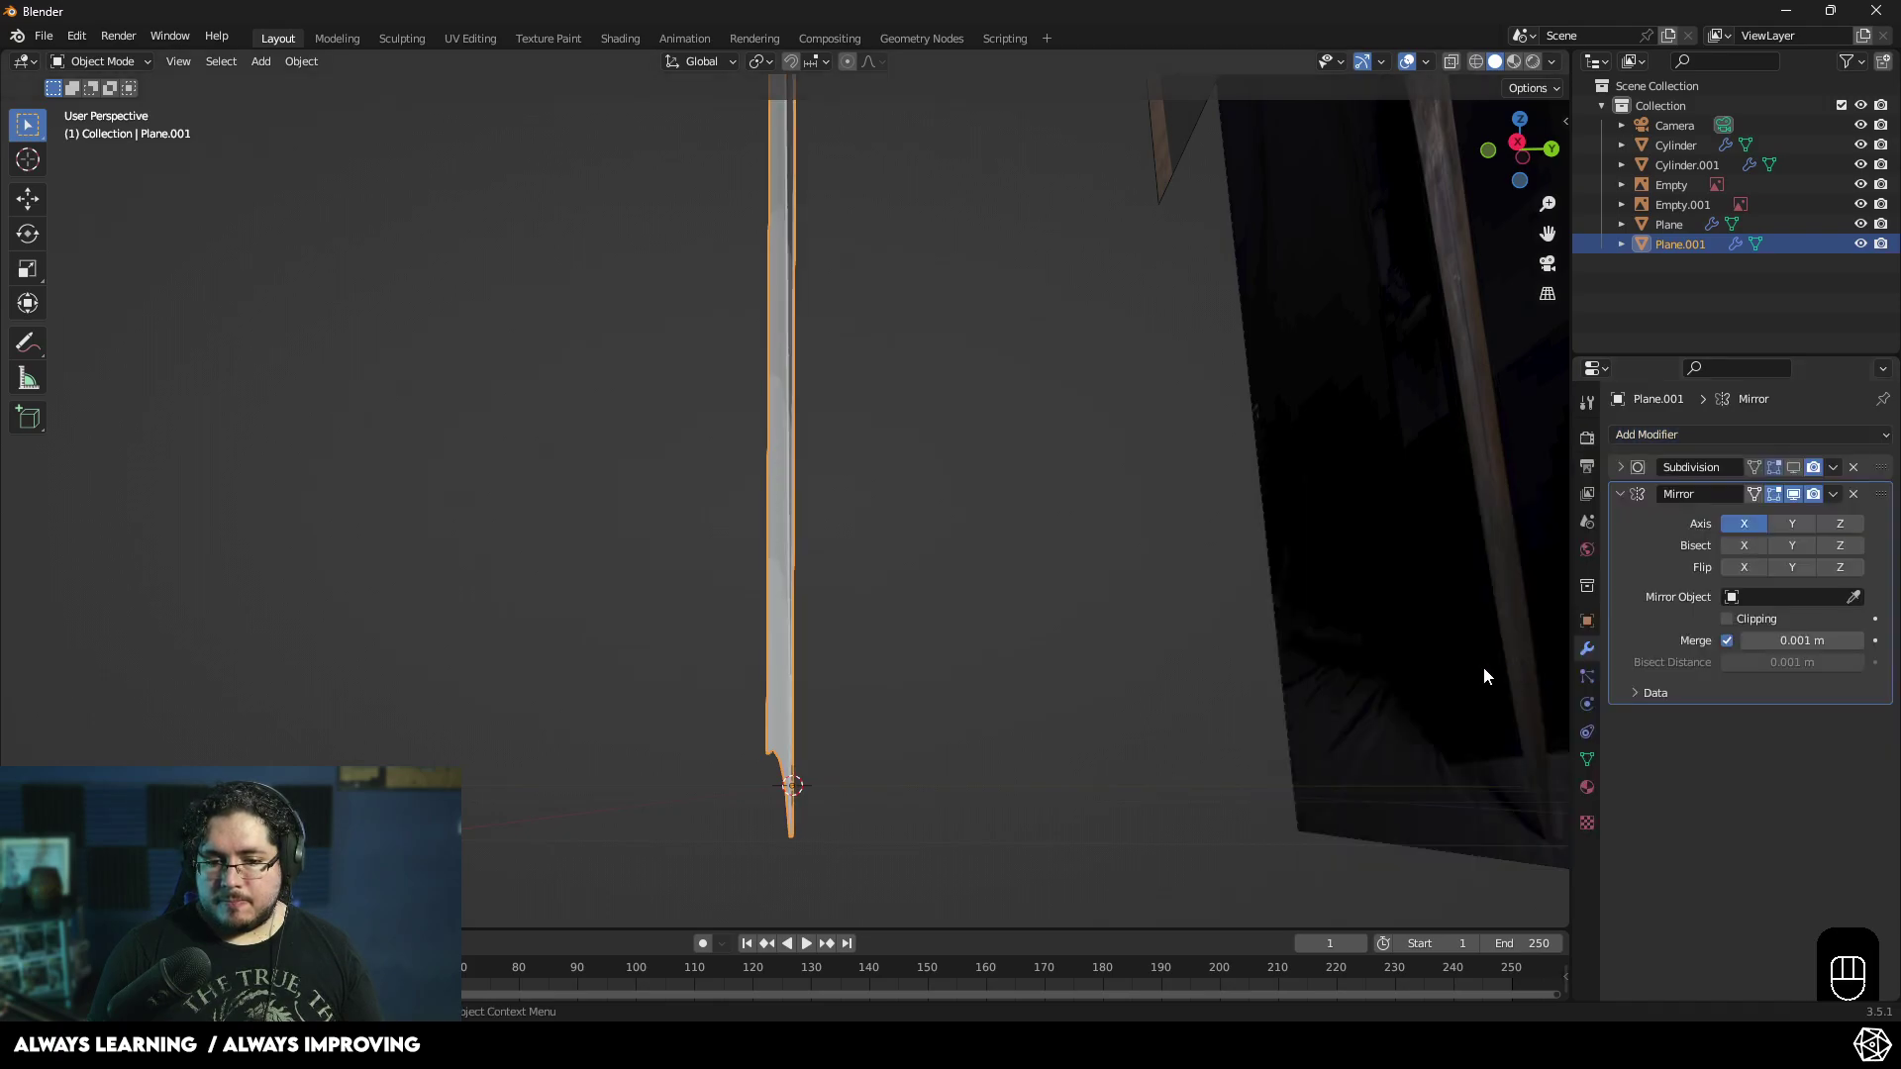
drag(950, 670, 935, 566)
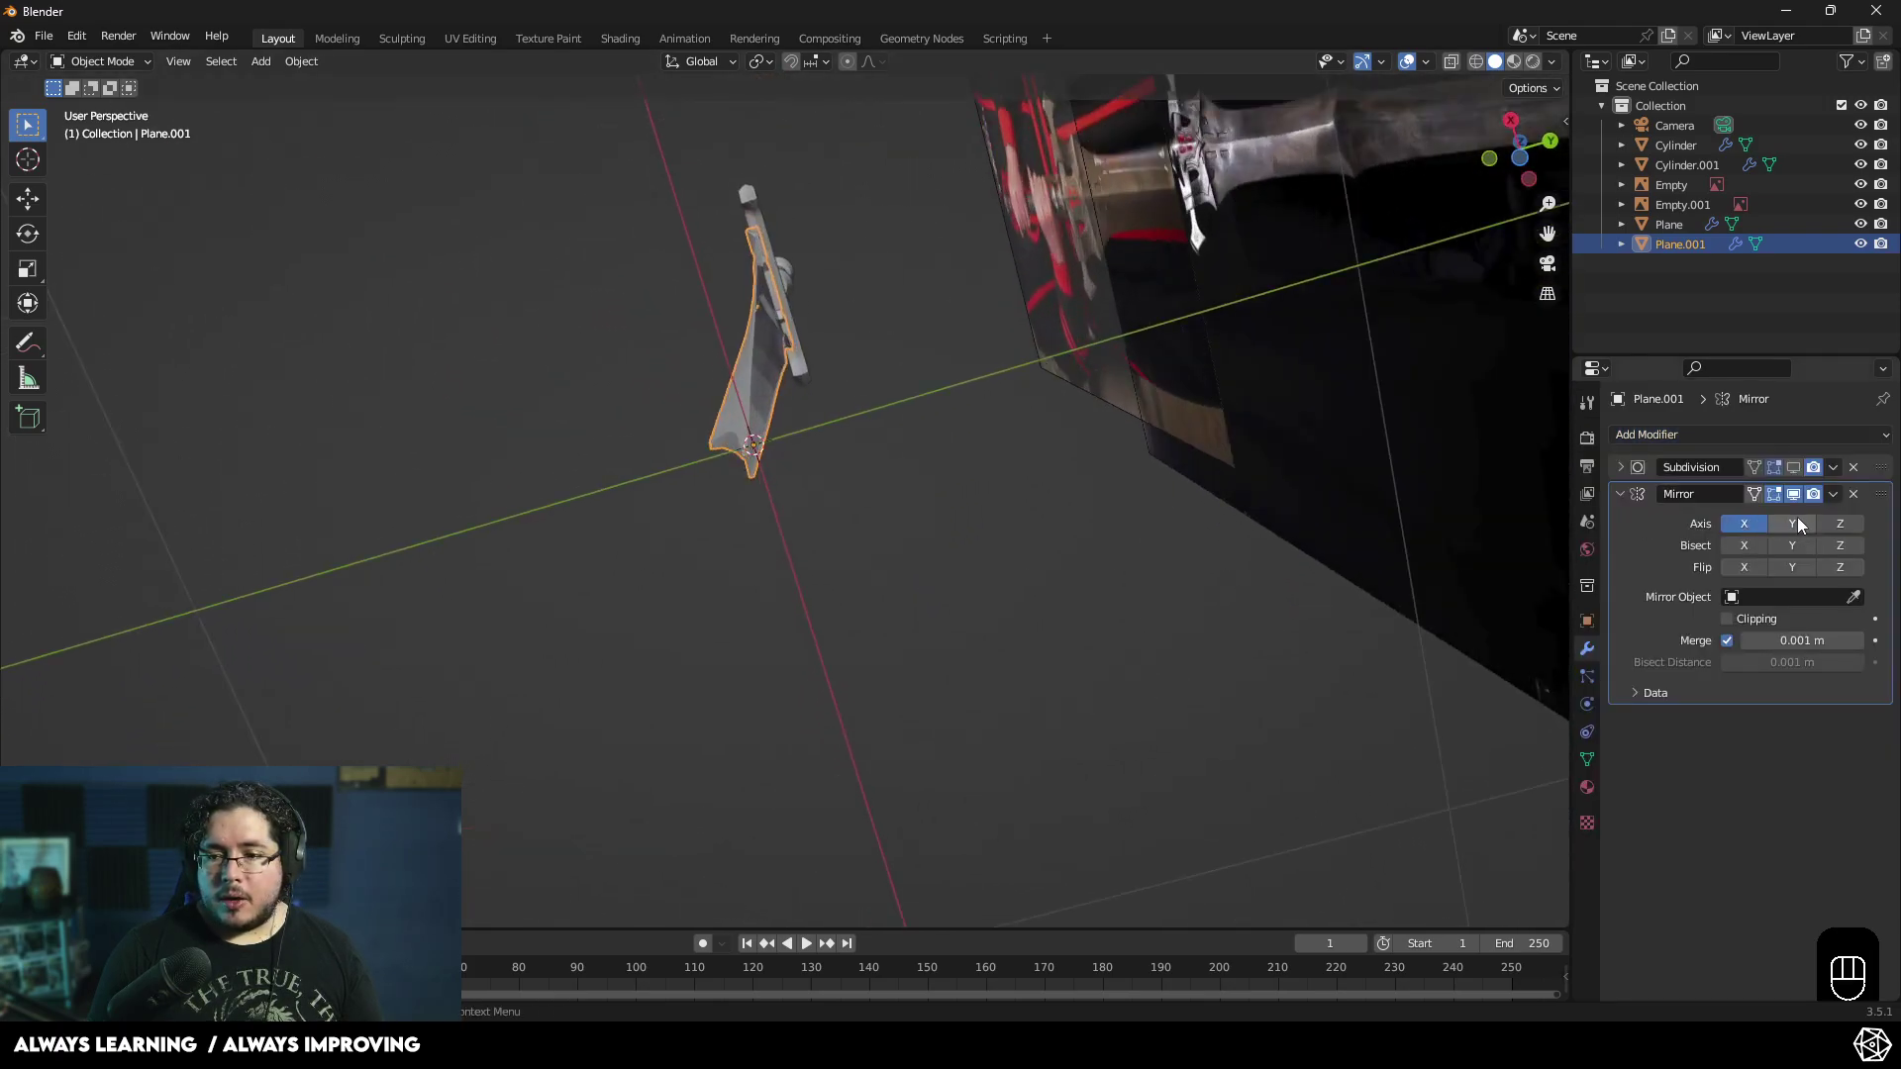
click(1802, 521)
click(1749, 531)
drag(1003, 589, 1010, 752)
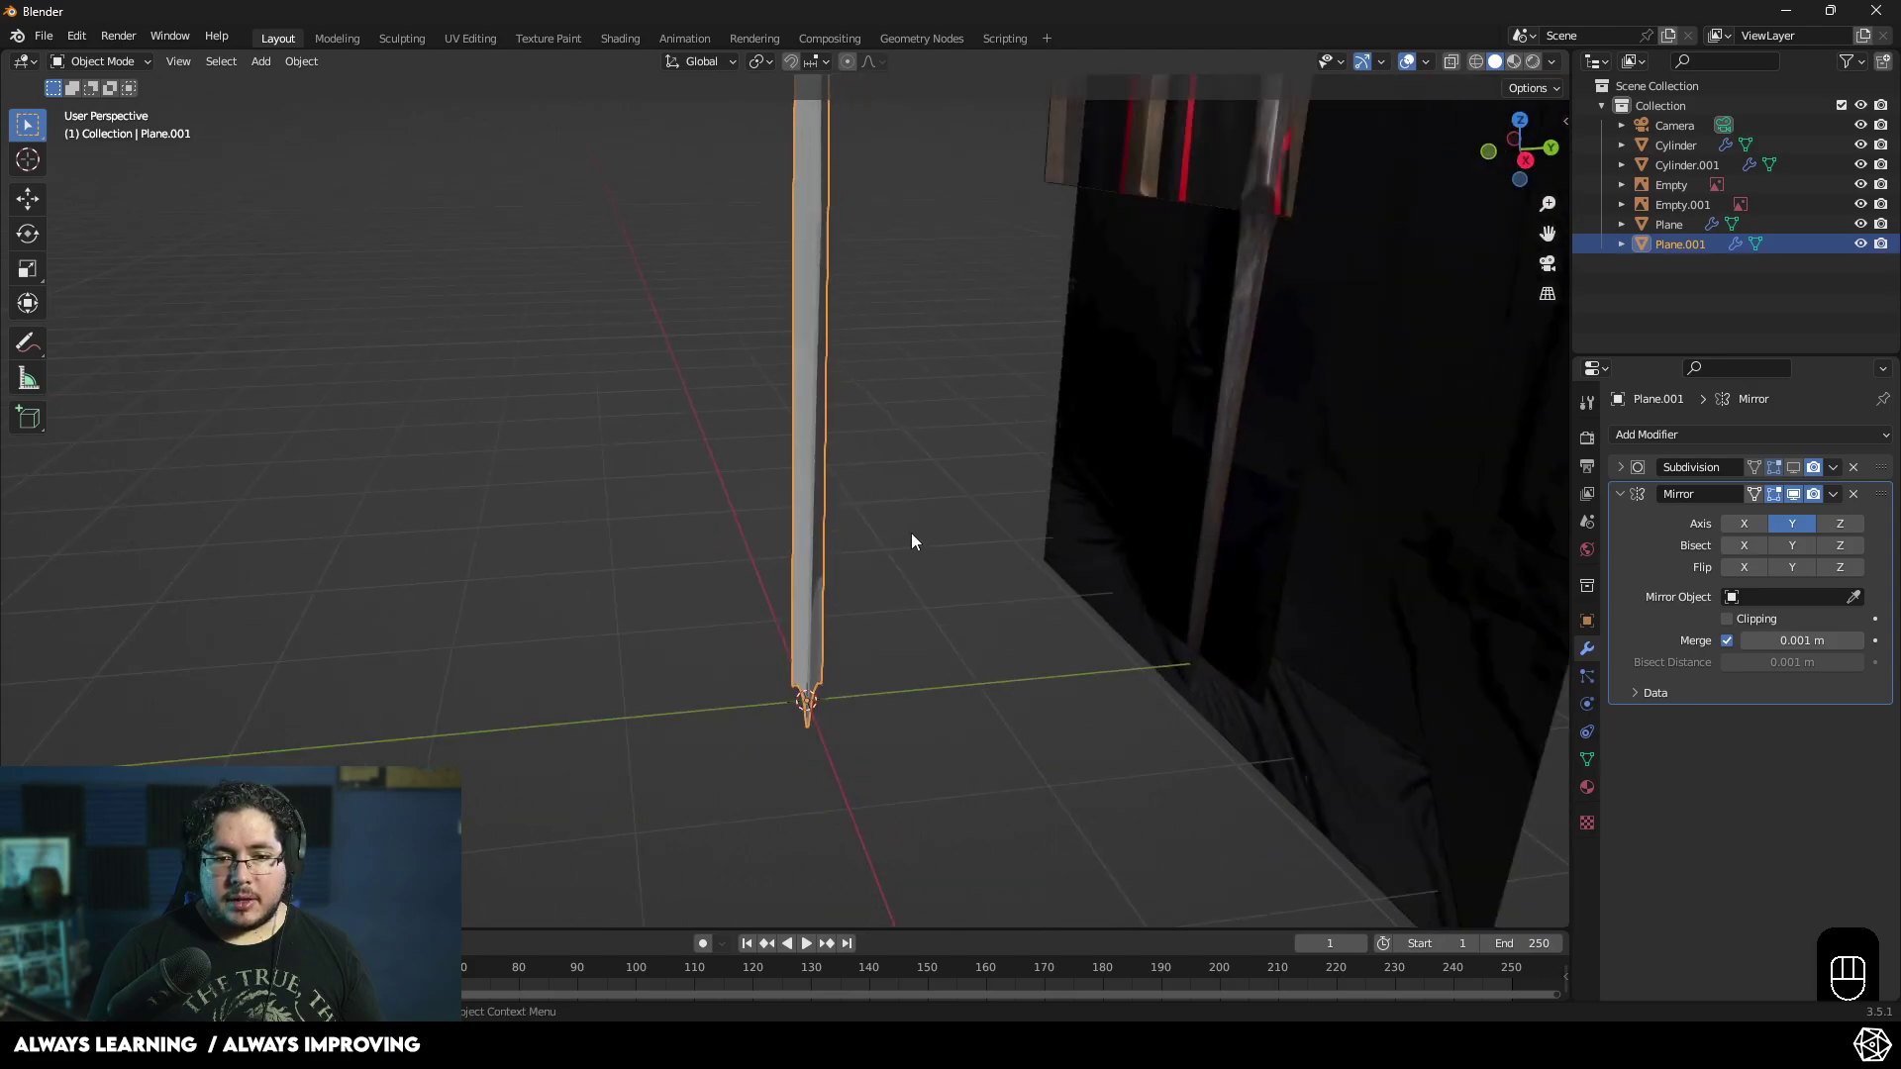
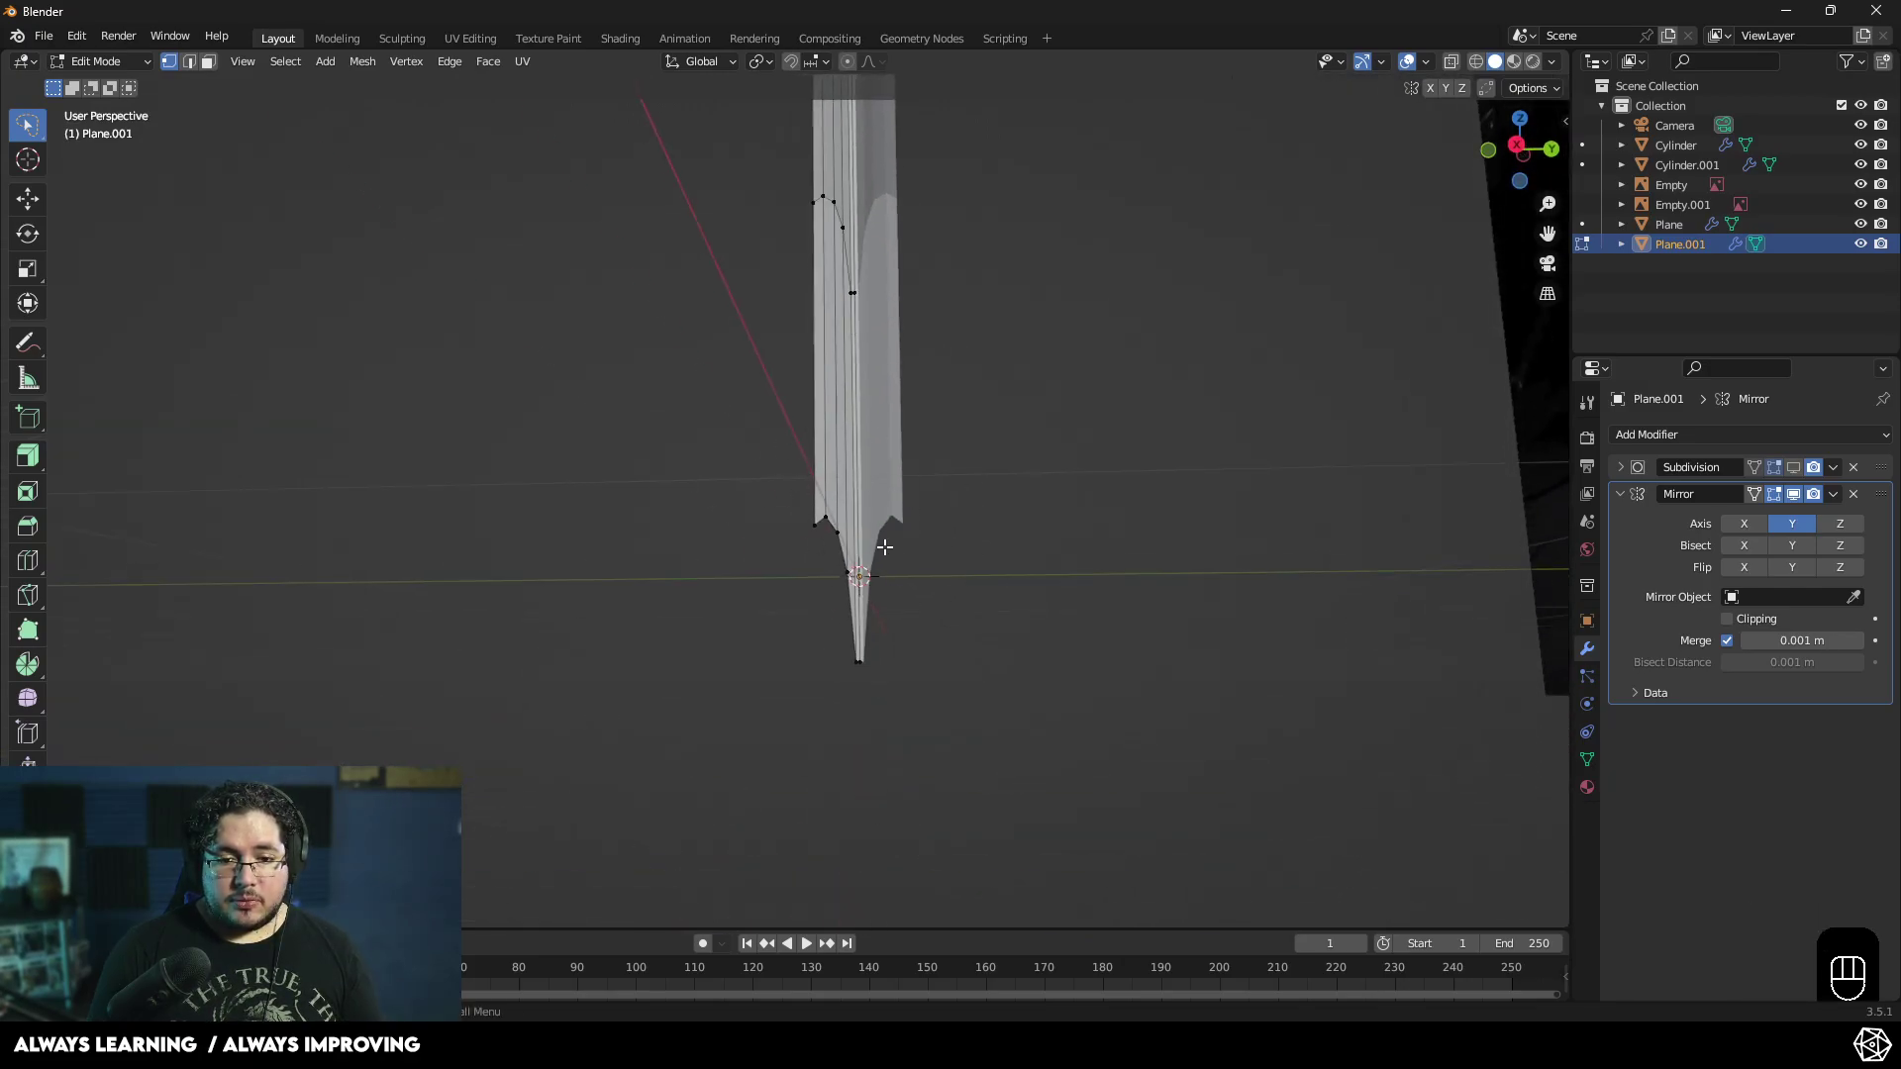
- Toggle between object and edit mode to review the smoothed, mirrored blade
key(Tab)
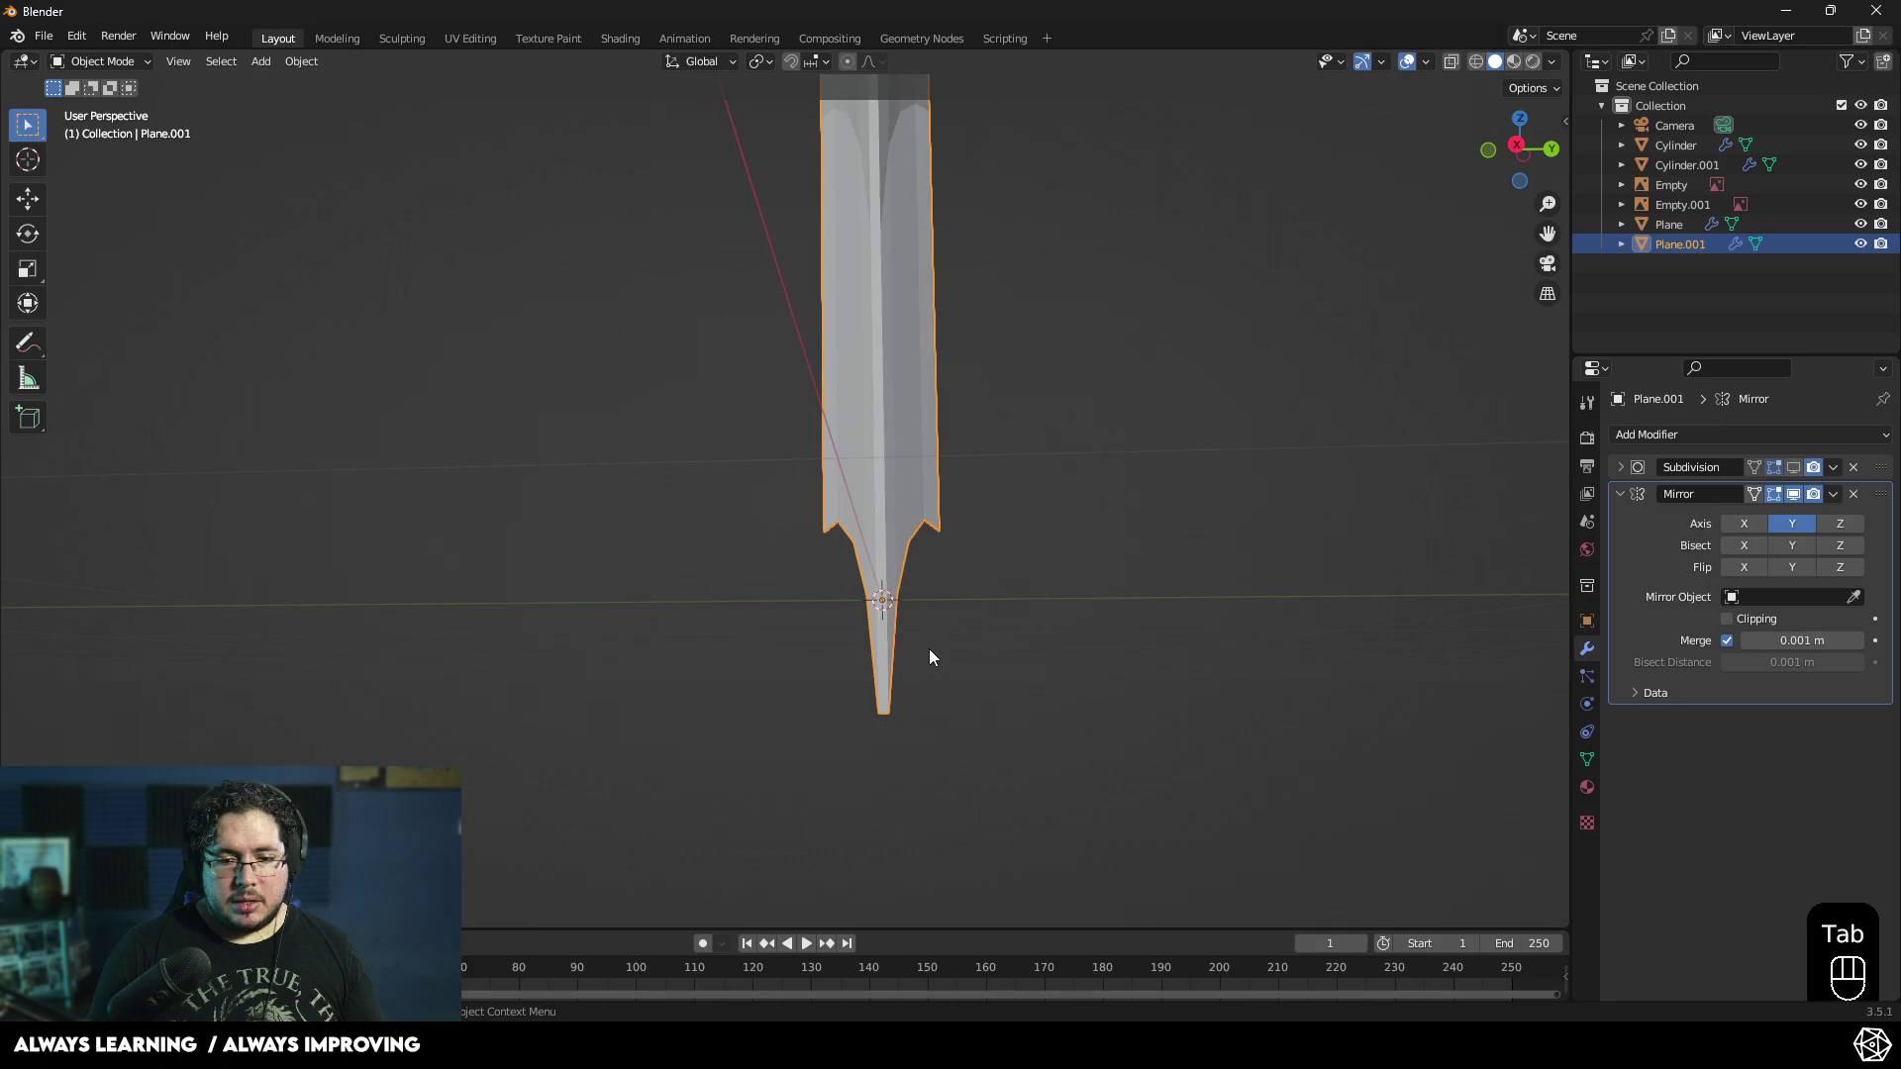
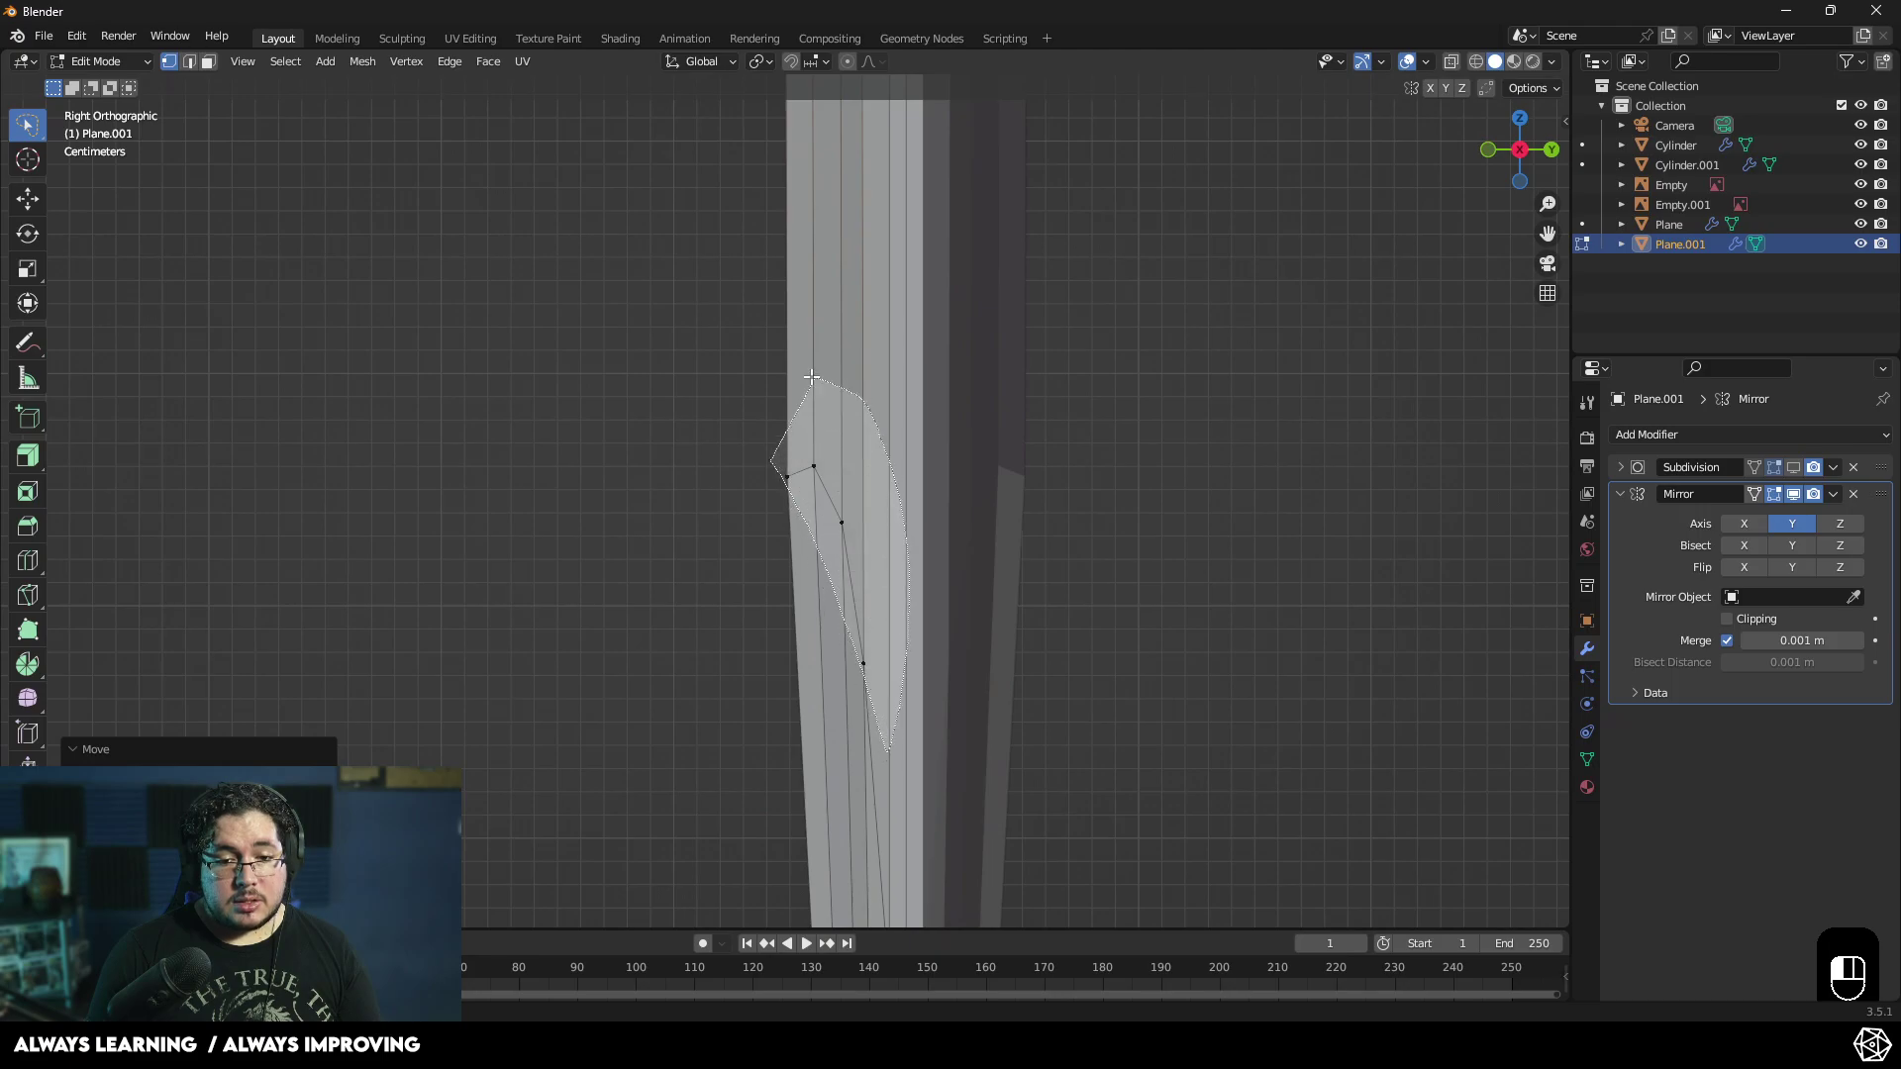
- In side view, scale and move blade vertices along Y to taper the blade's thickness
key(s)
key(y)
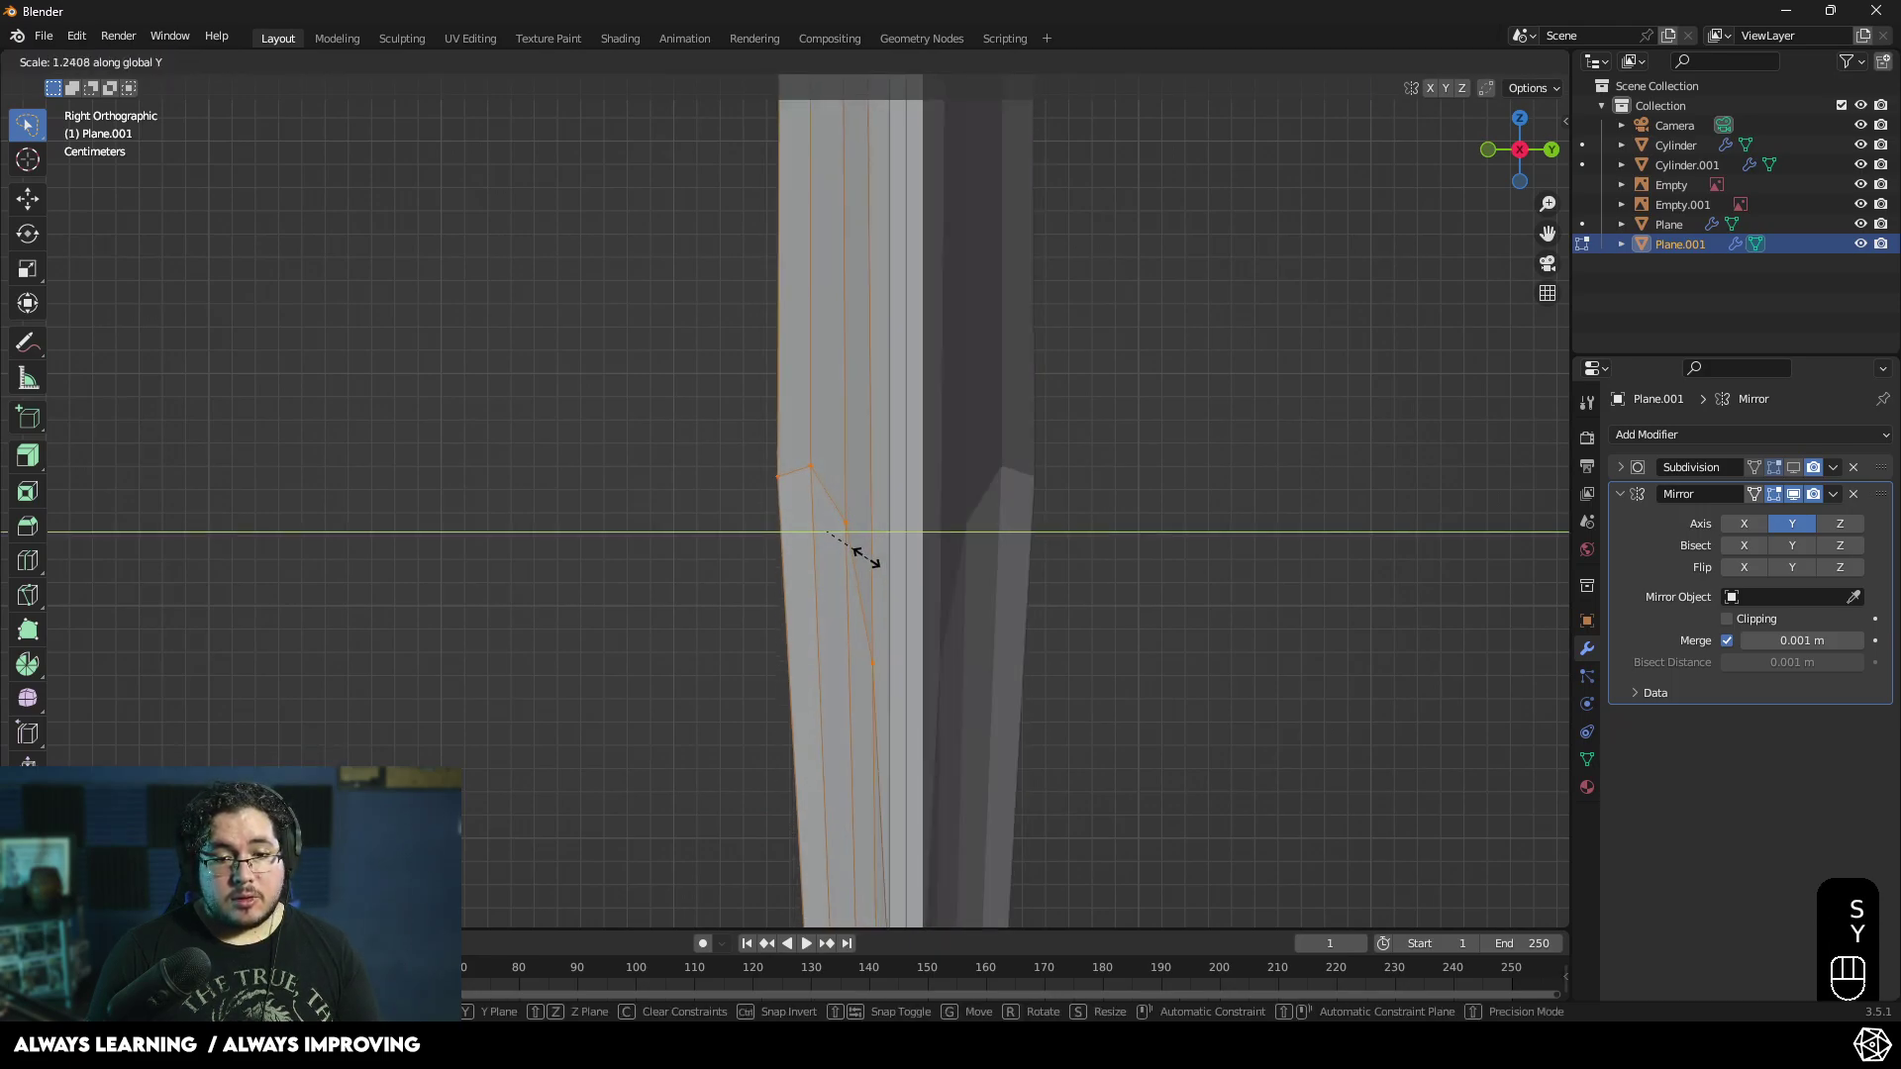
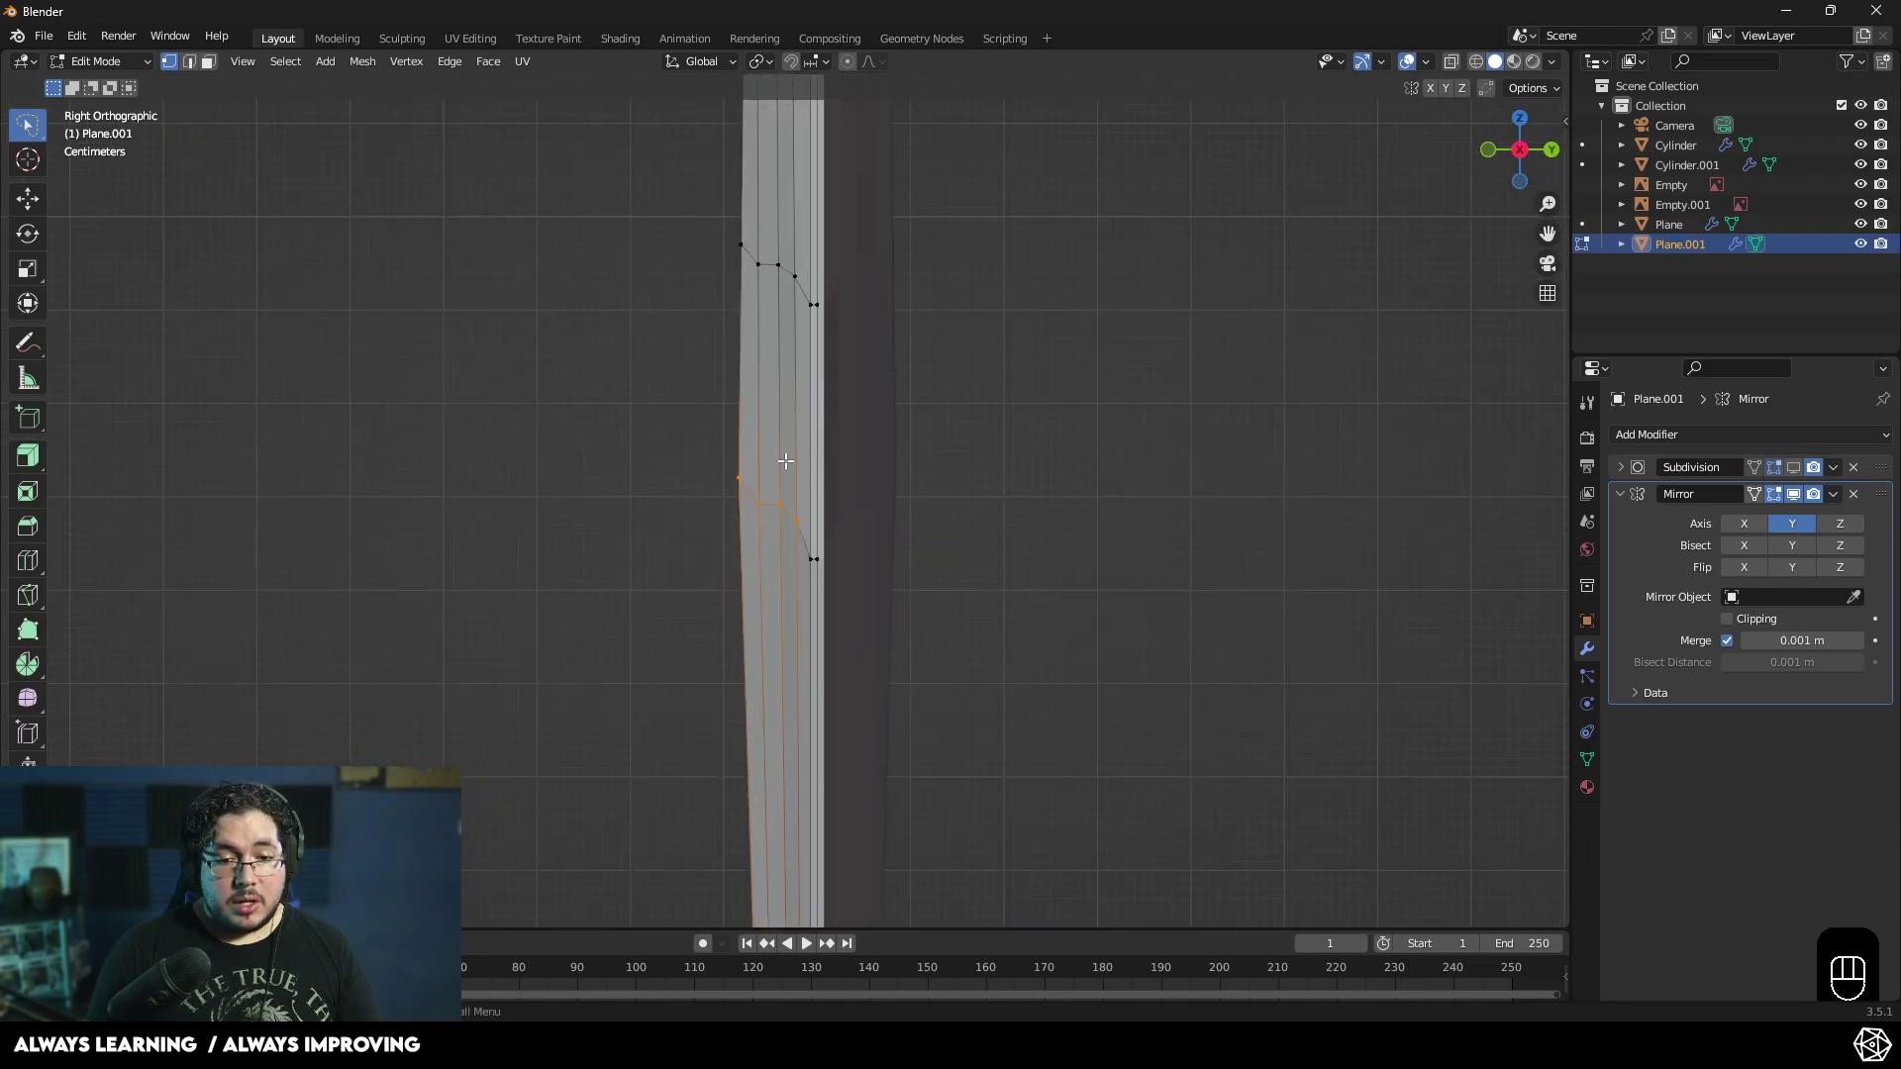
key(g)
key(y)
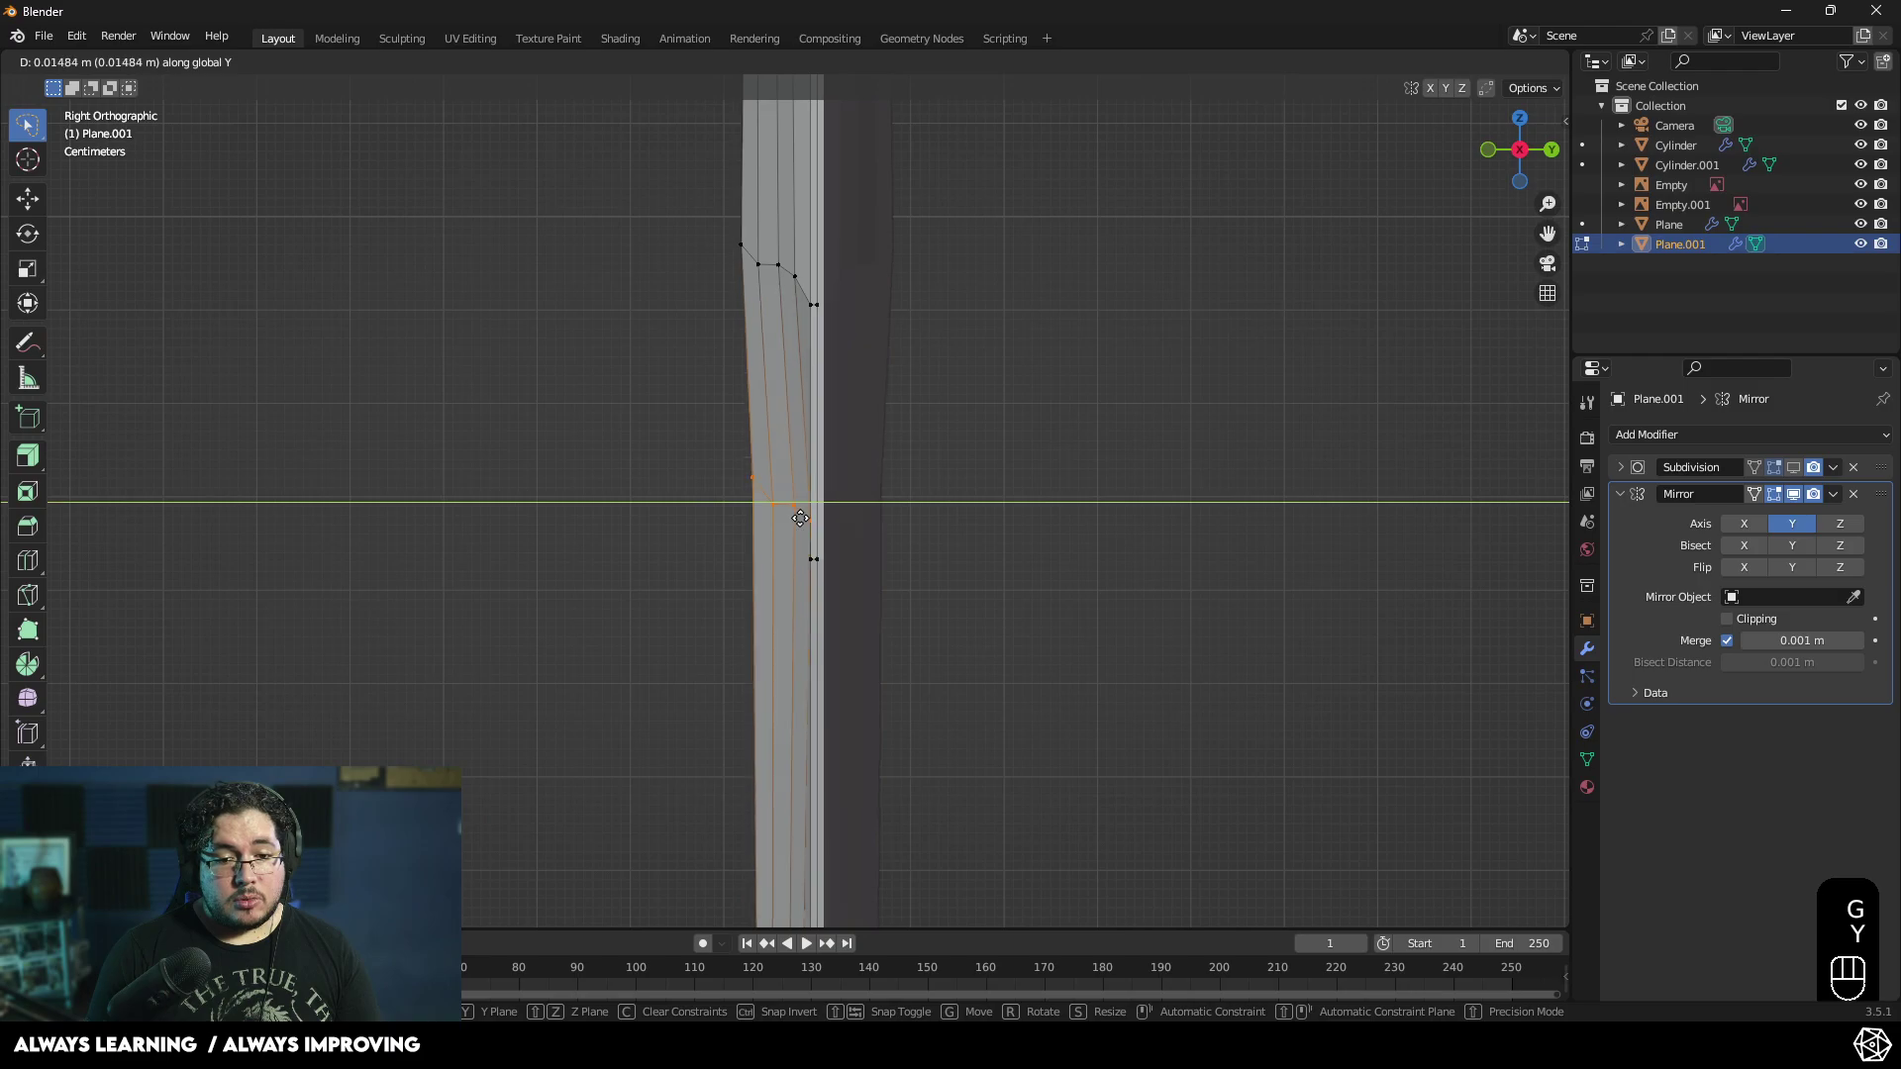
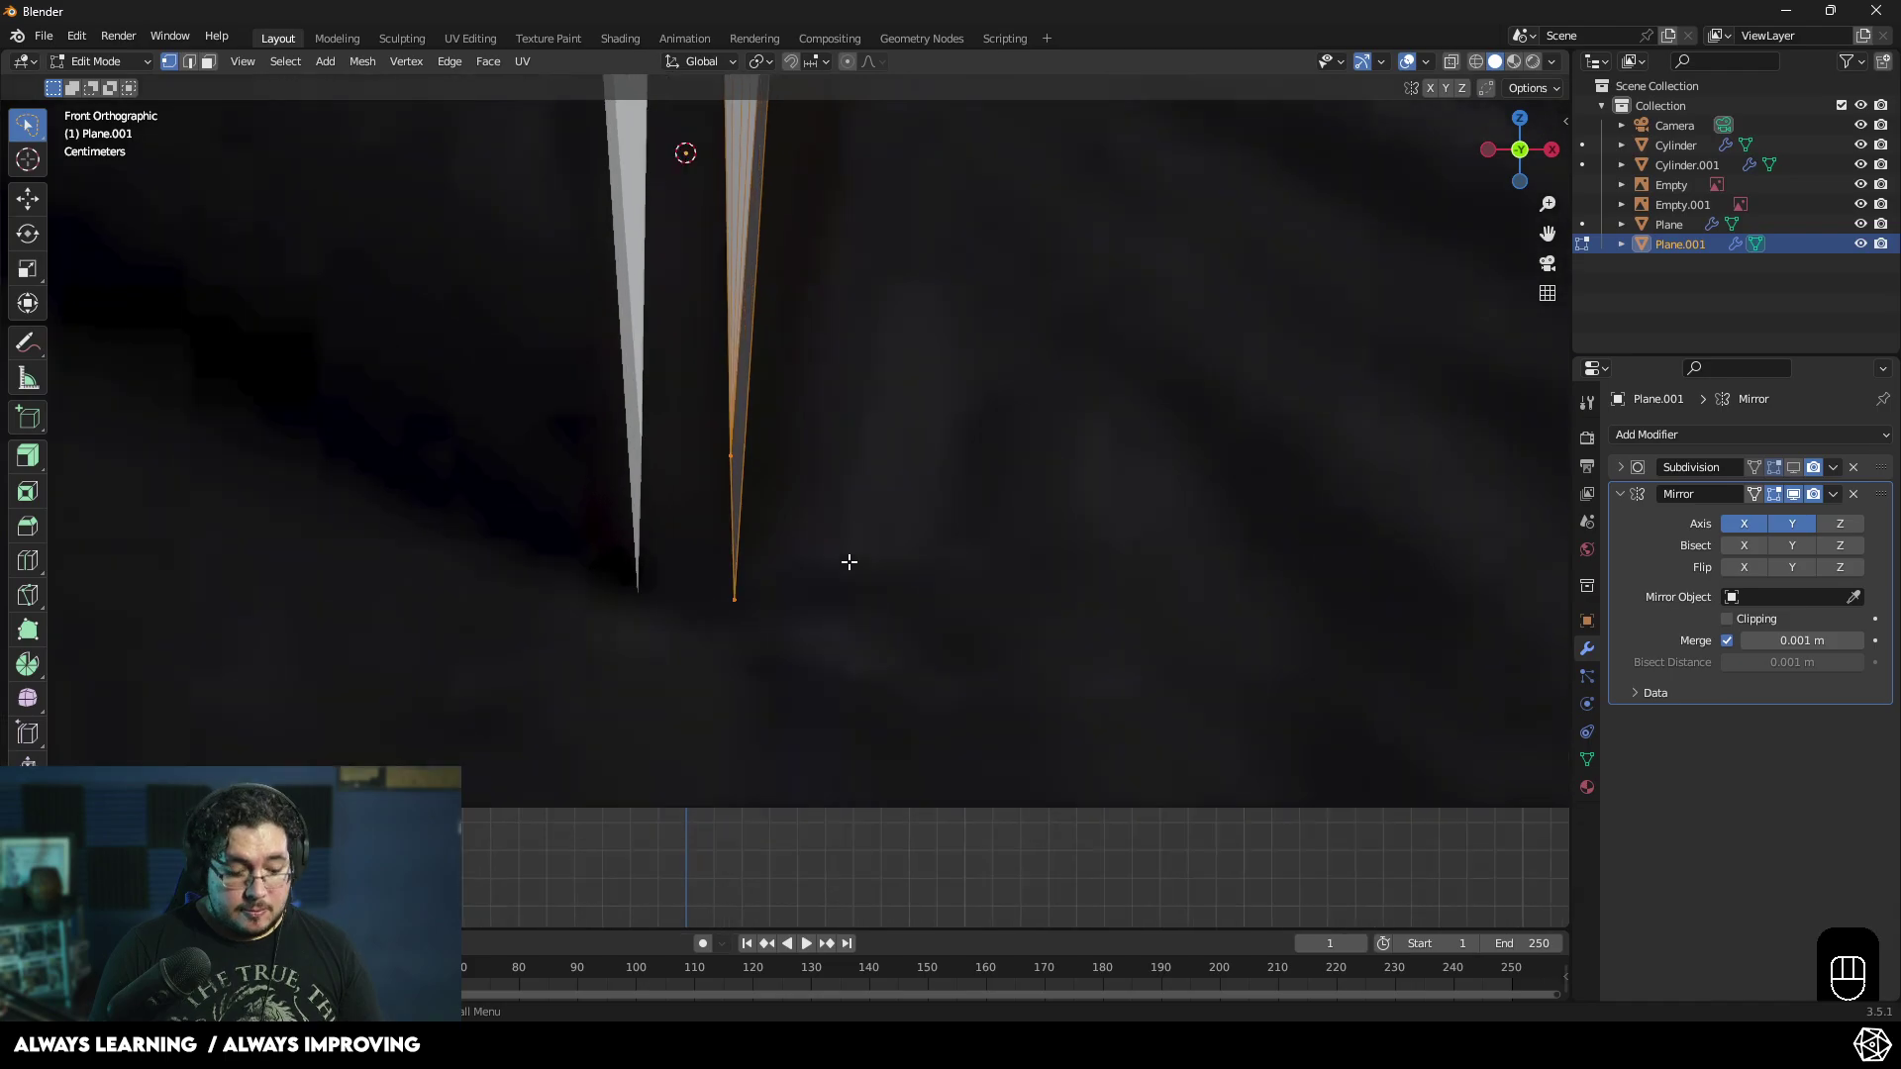
- Scale the tip vertices to 0 along X and slide them sideways so both halves meet at one point
key(s)
key(x)
key(KP_0)
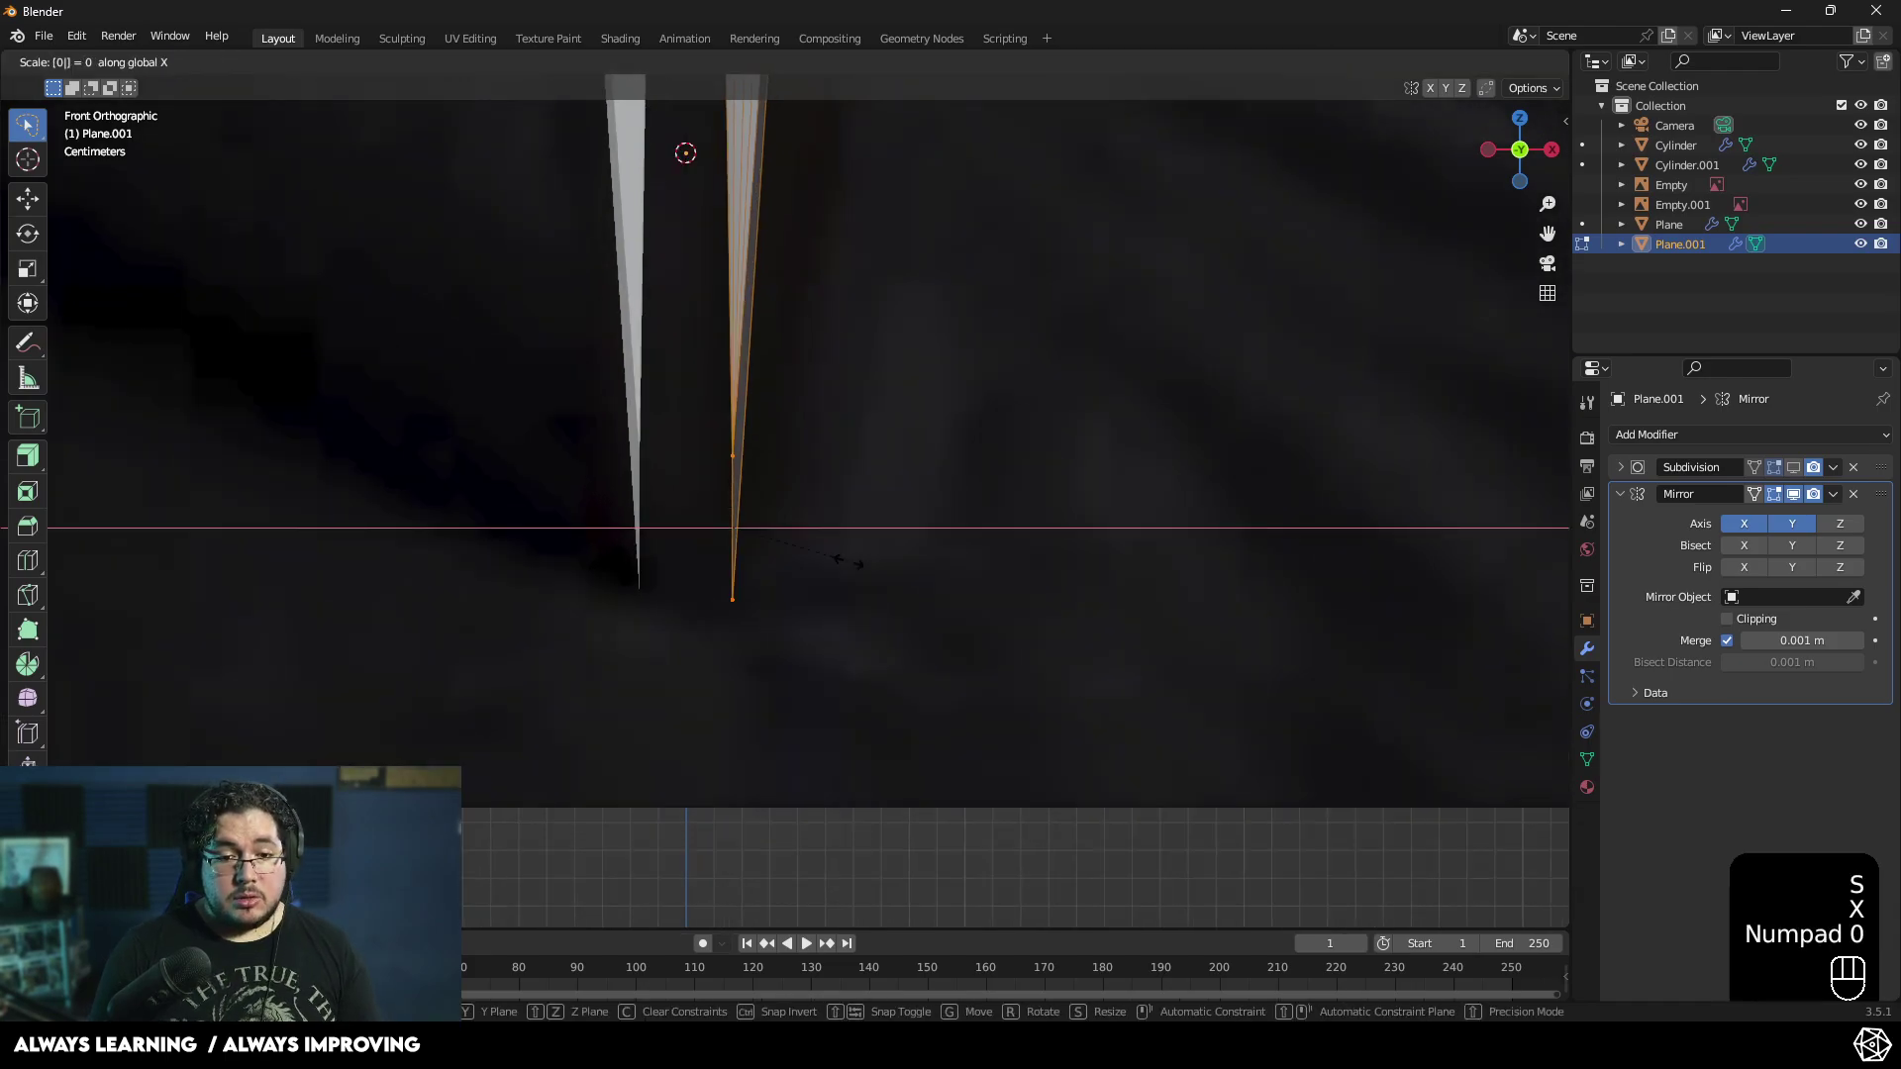
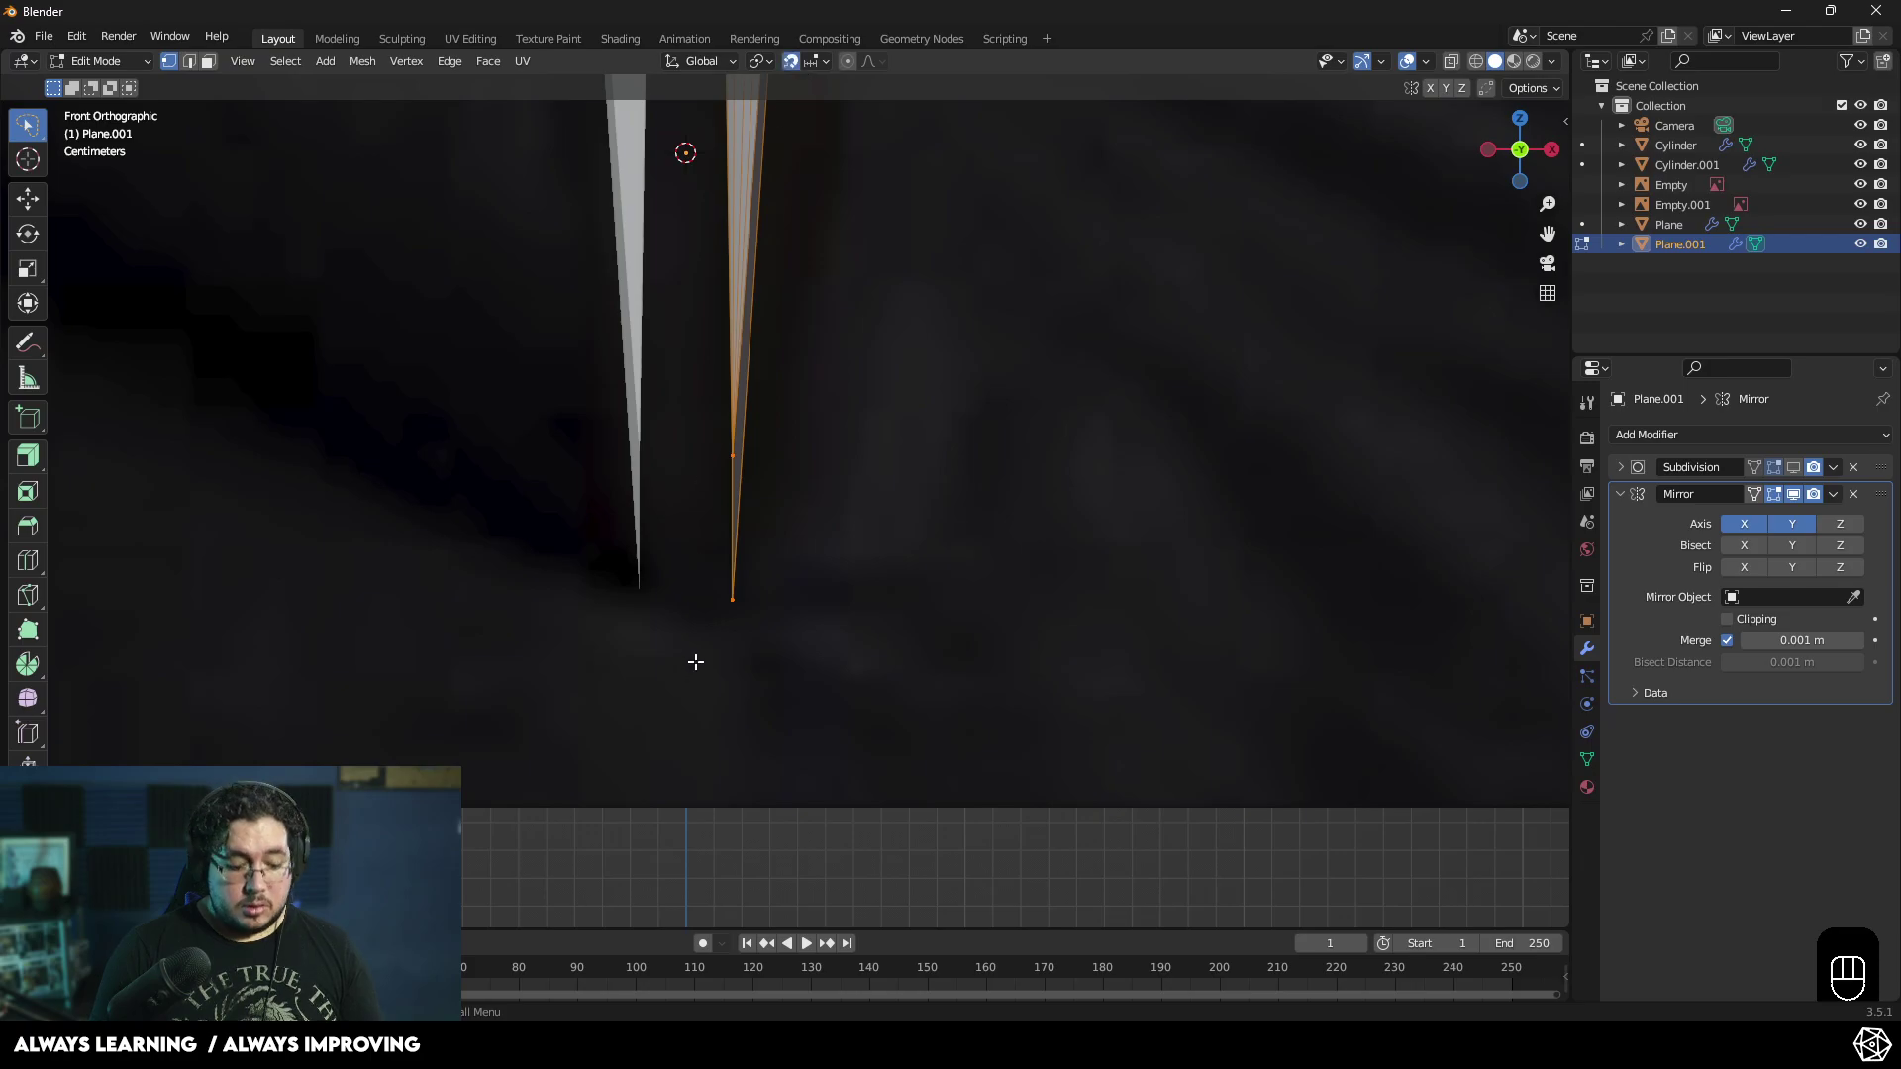
key(g)
key(x)
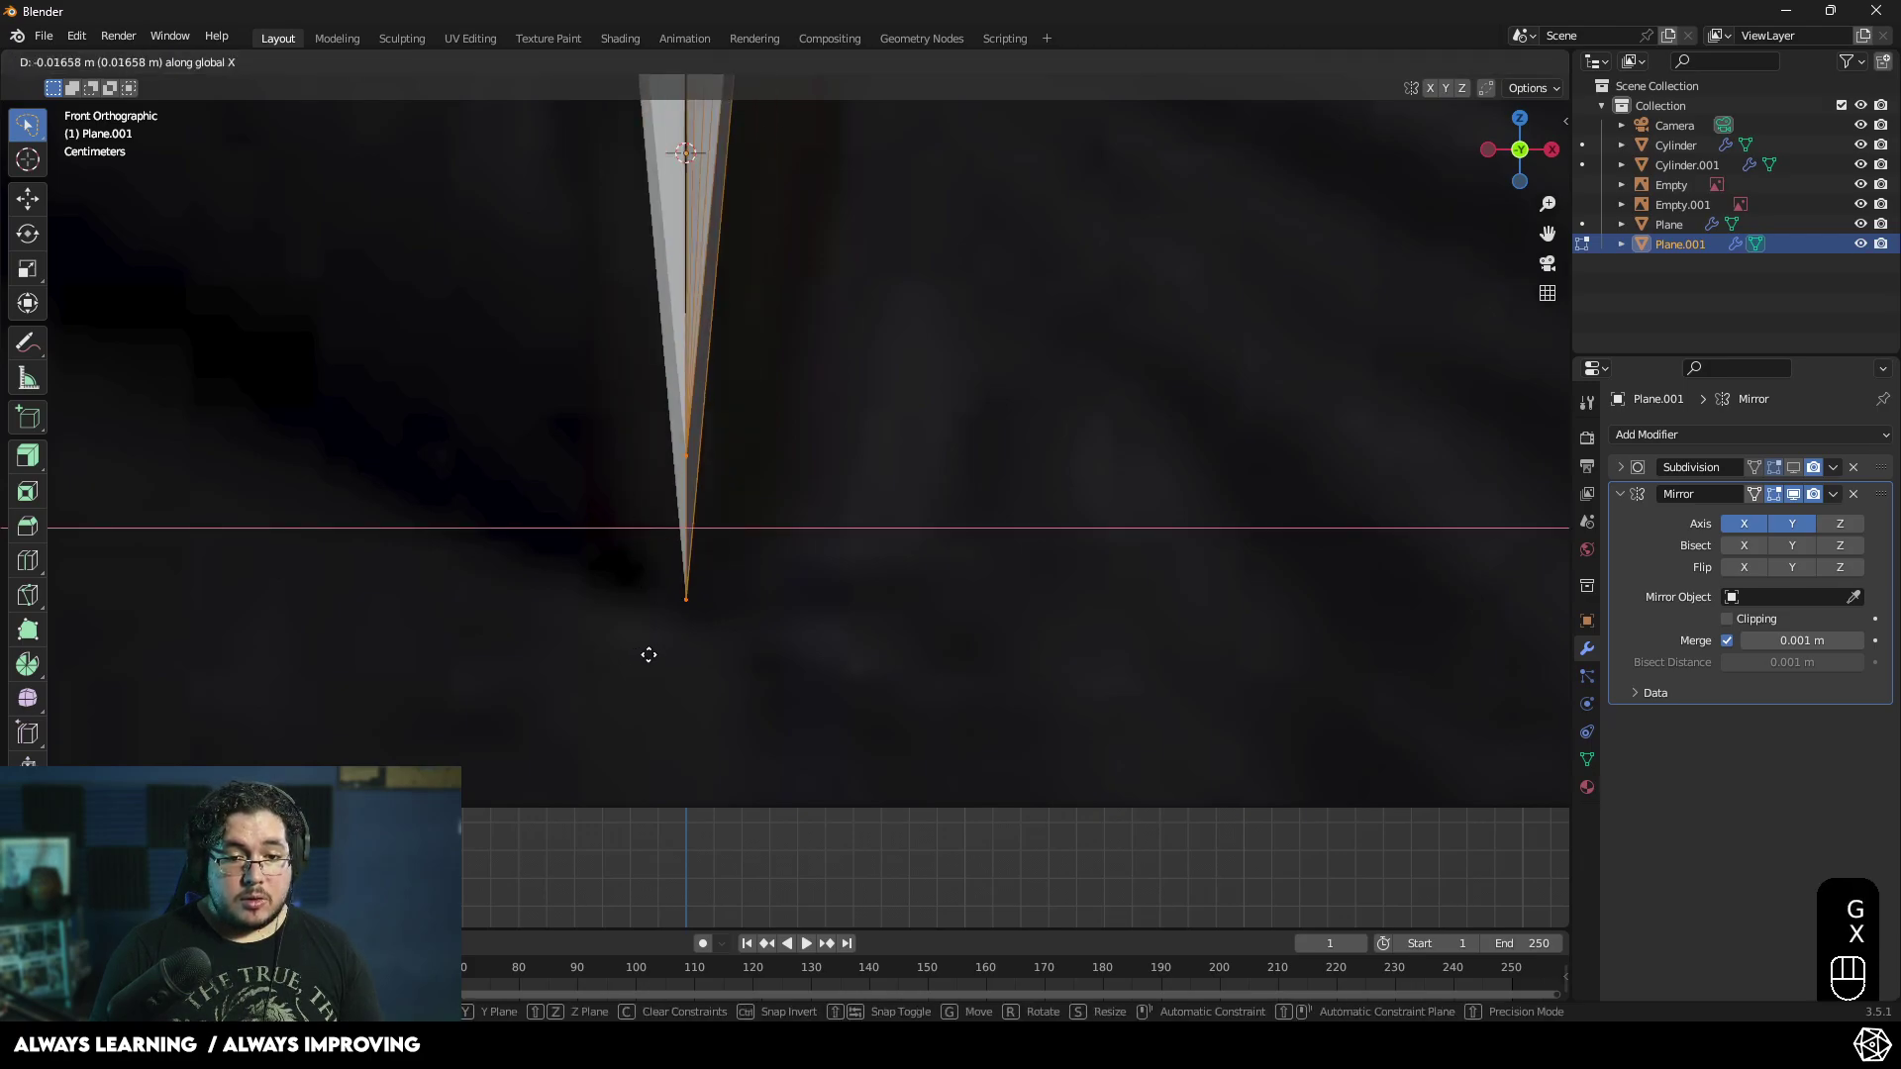
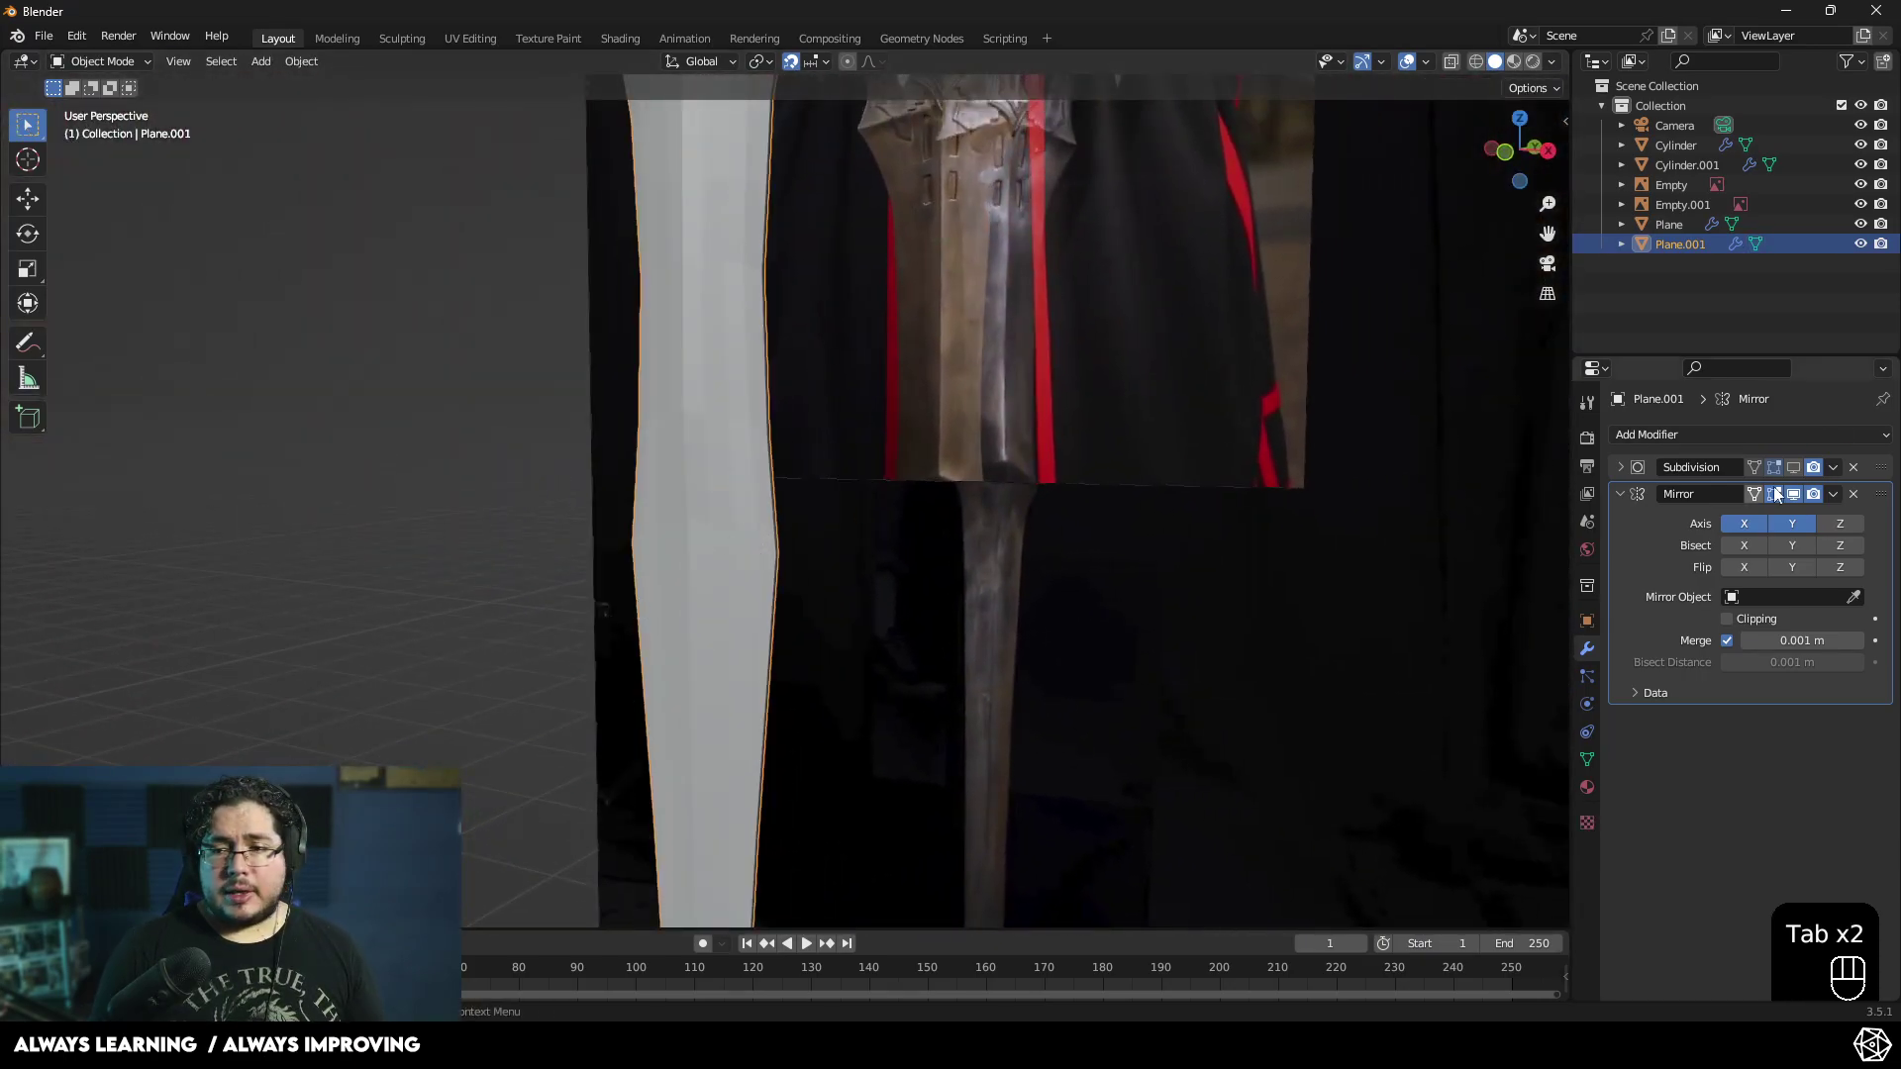
- Apply the Mirror modifier, then widen a mid-blade ring of vertices along Y
drag(1835, 492, 1820, 523)
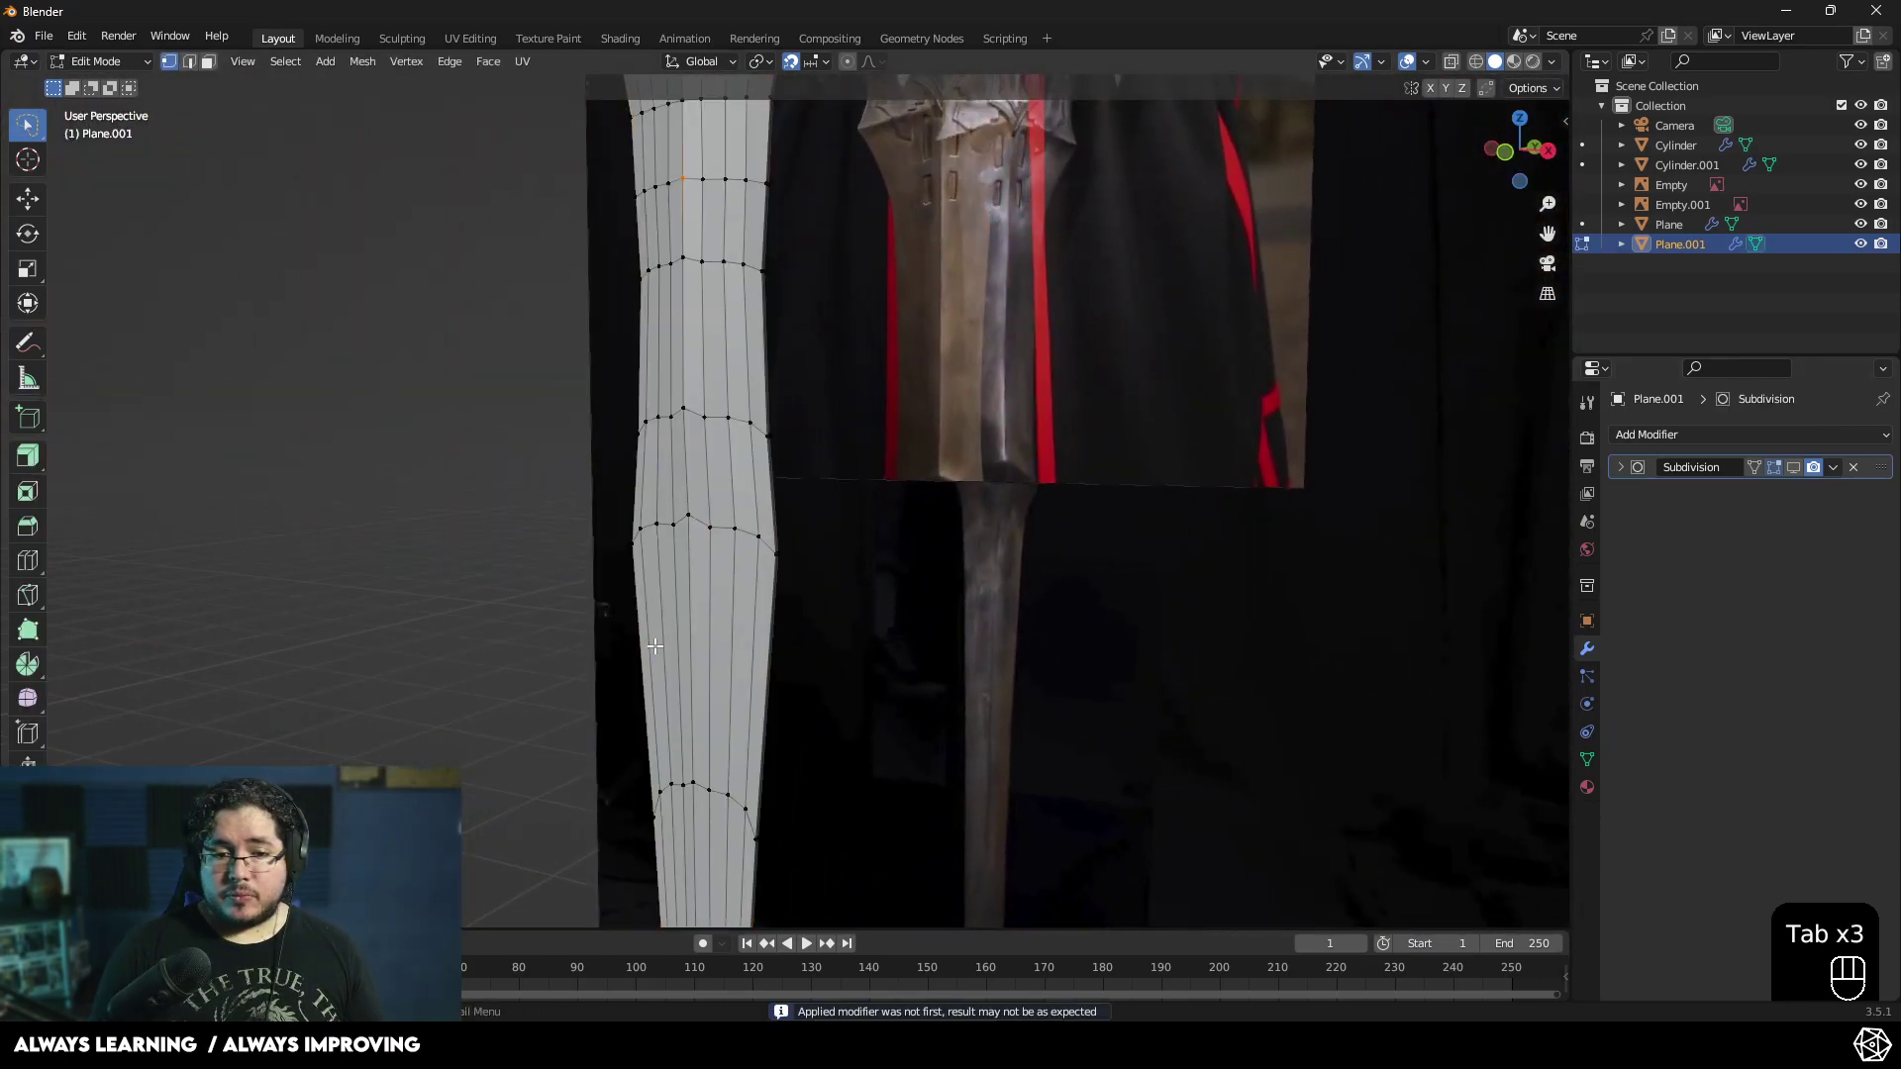
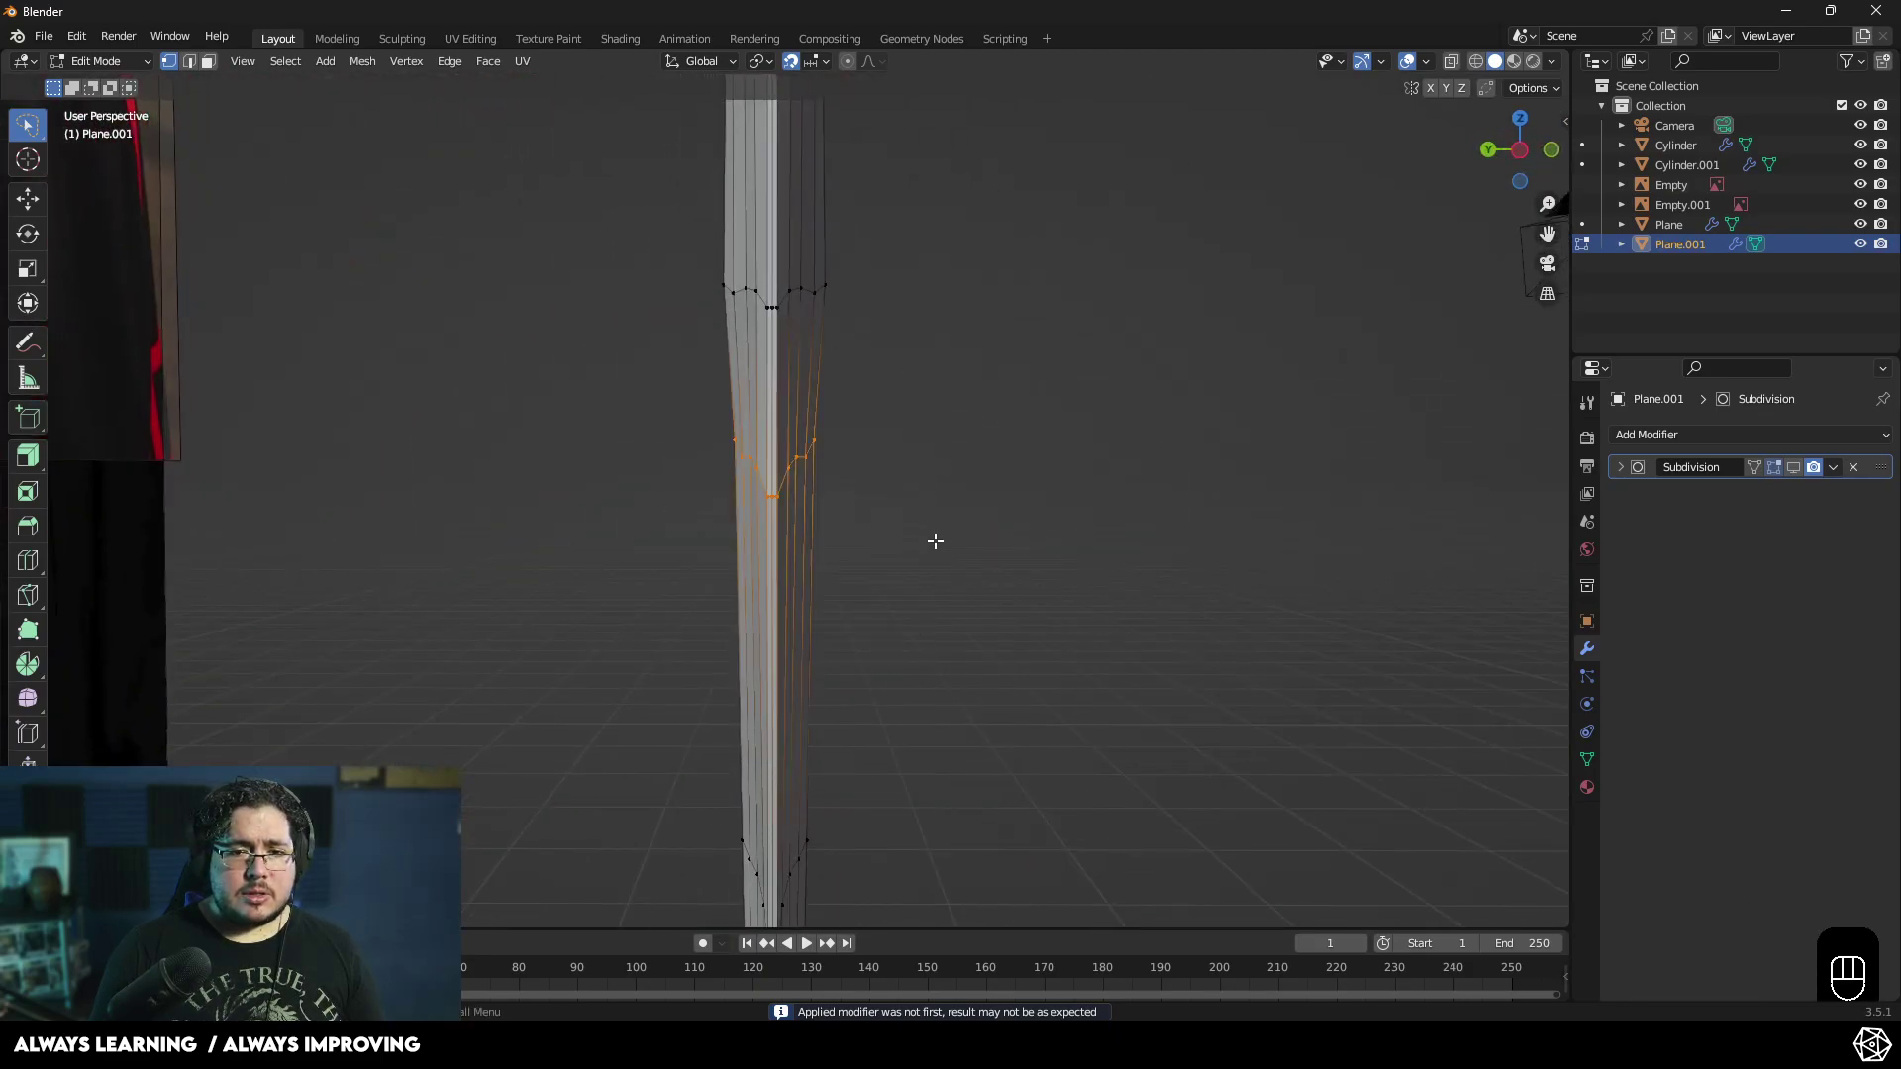
key(s)
key(y)
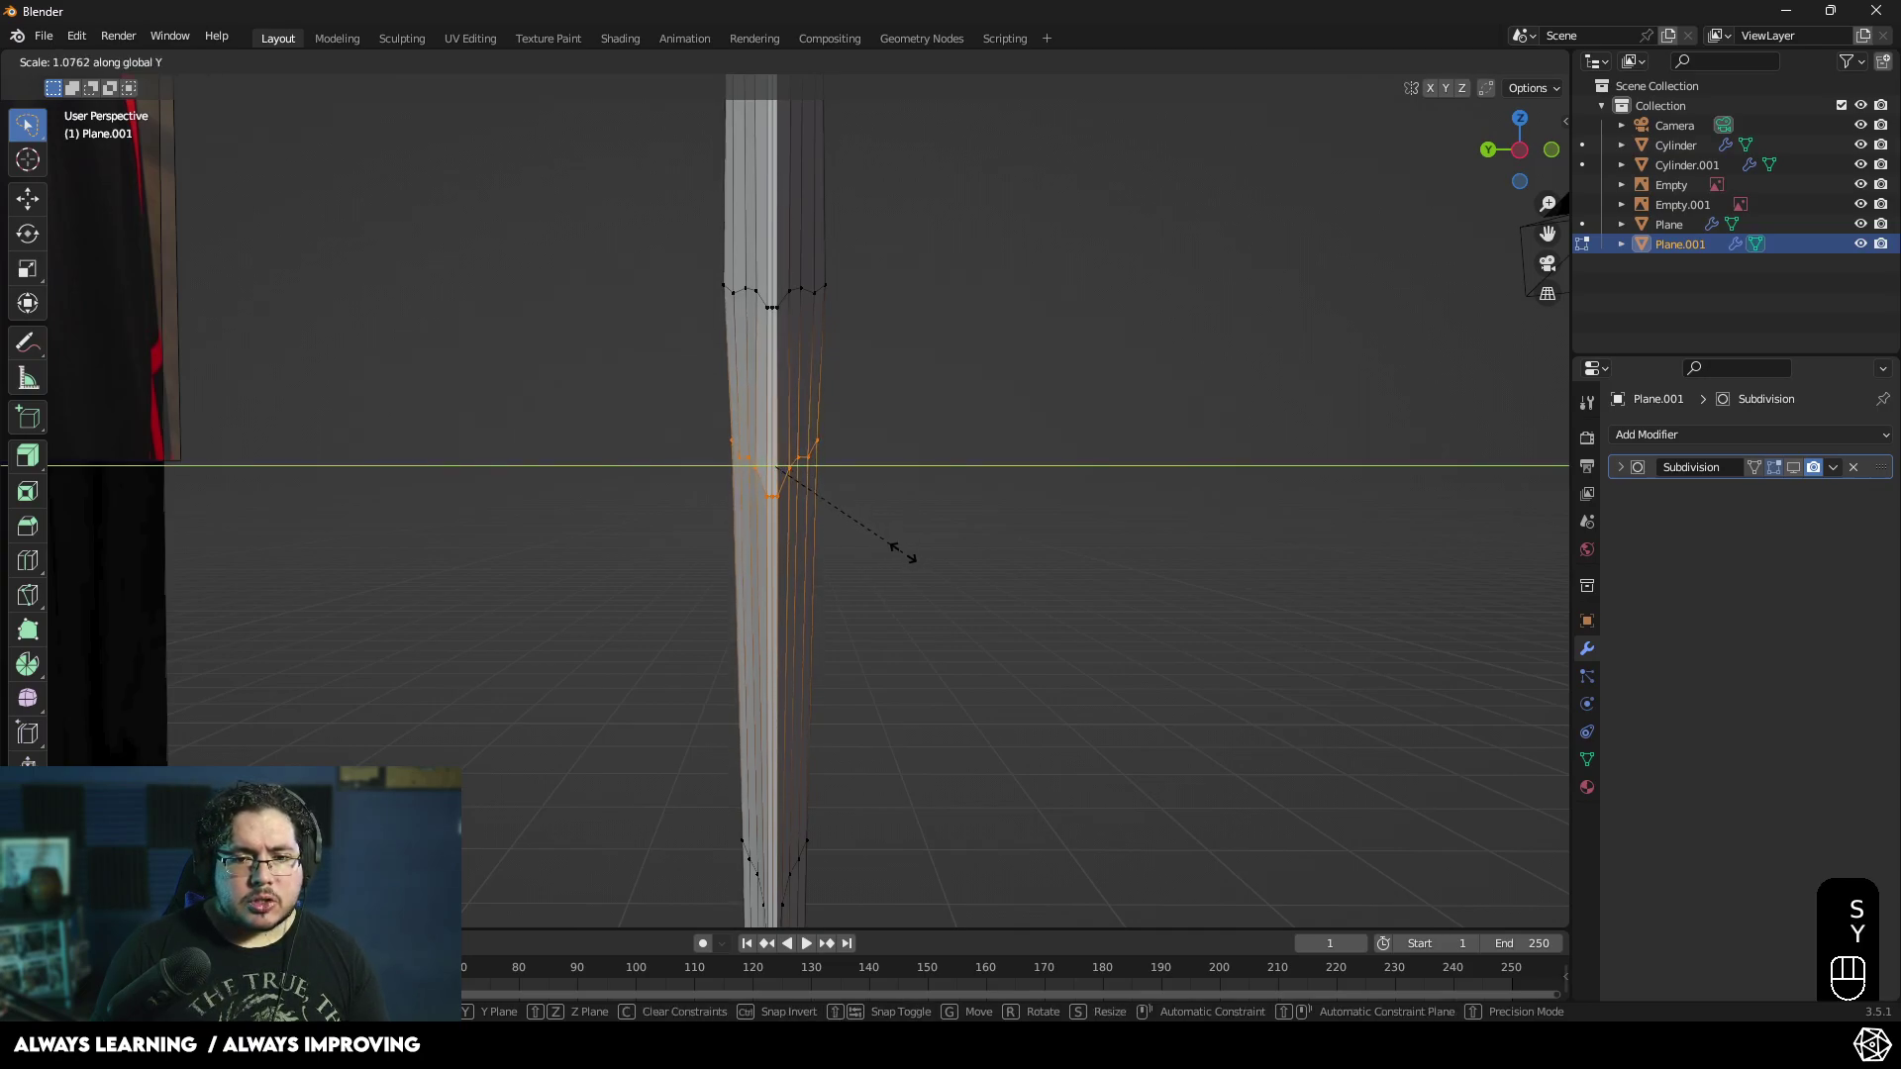
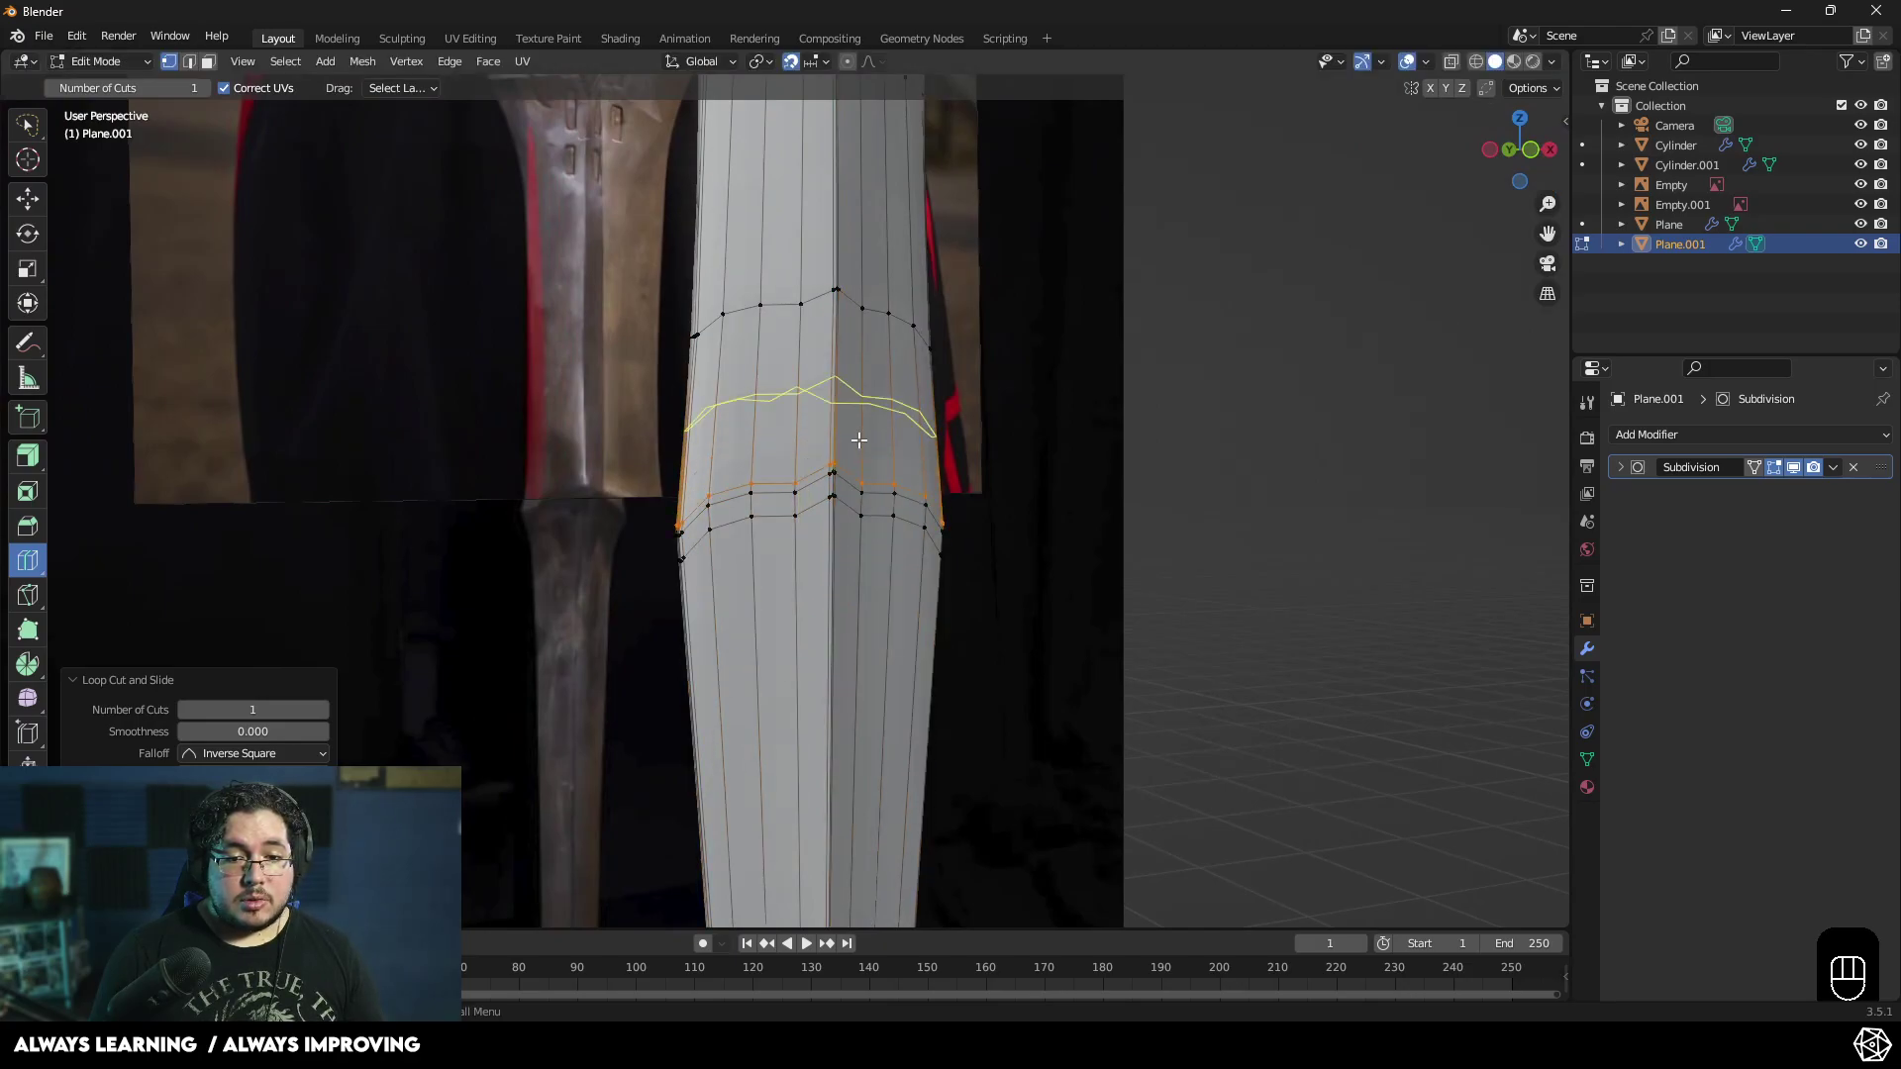
- Leave mesh editing and orbit out to review the whole smoothed sword against the reference
key(Tab)
drag(824, 485, 859, 504)
middle_click(914, 464)
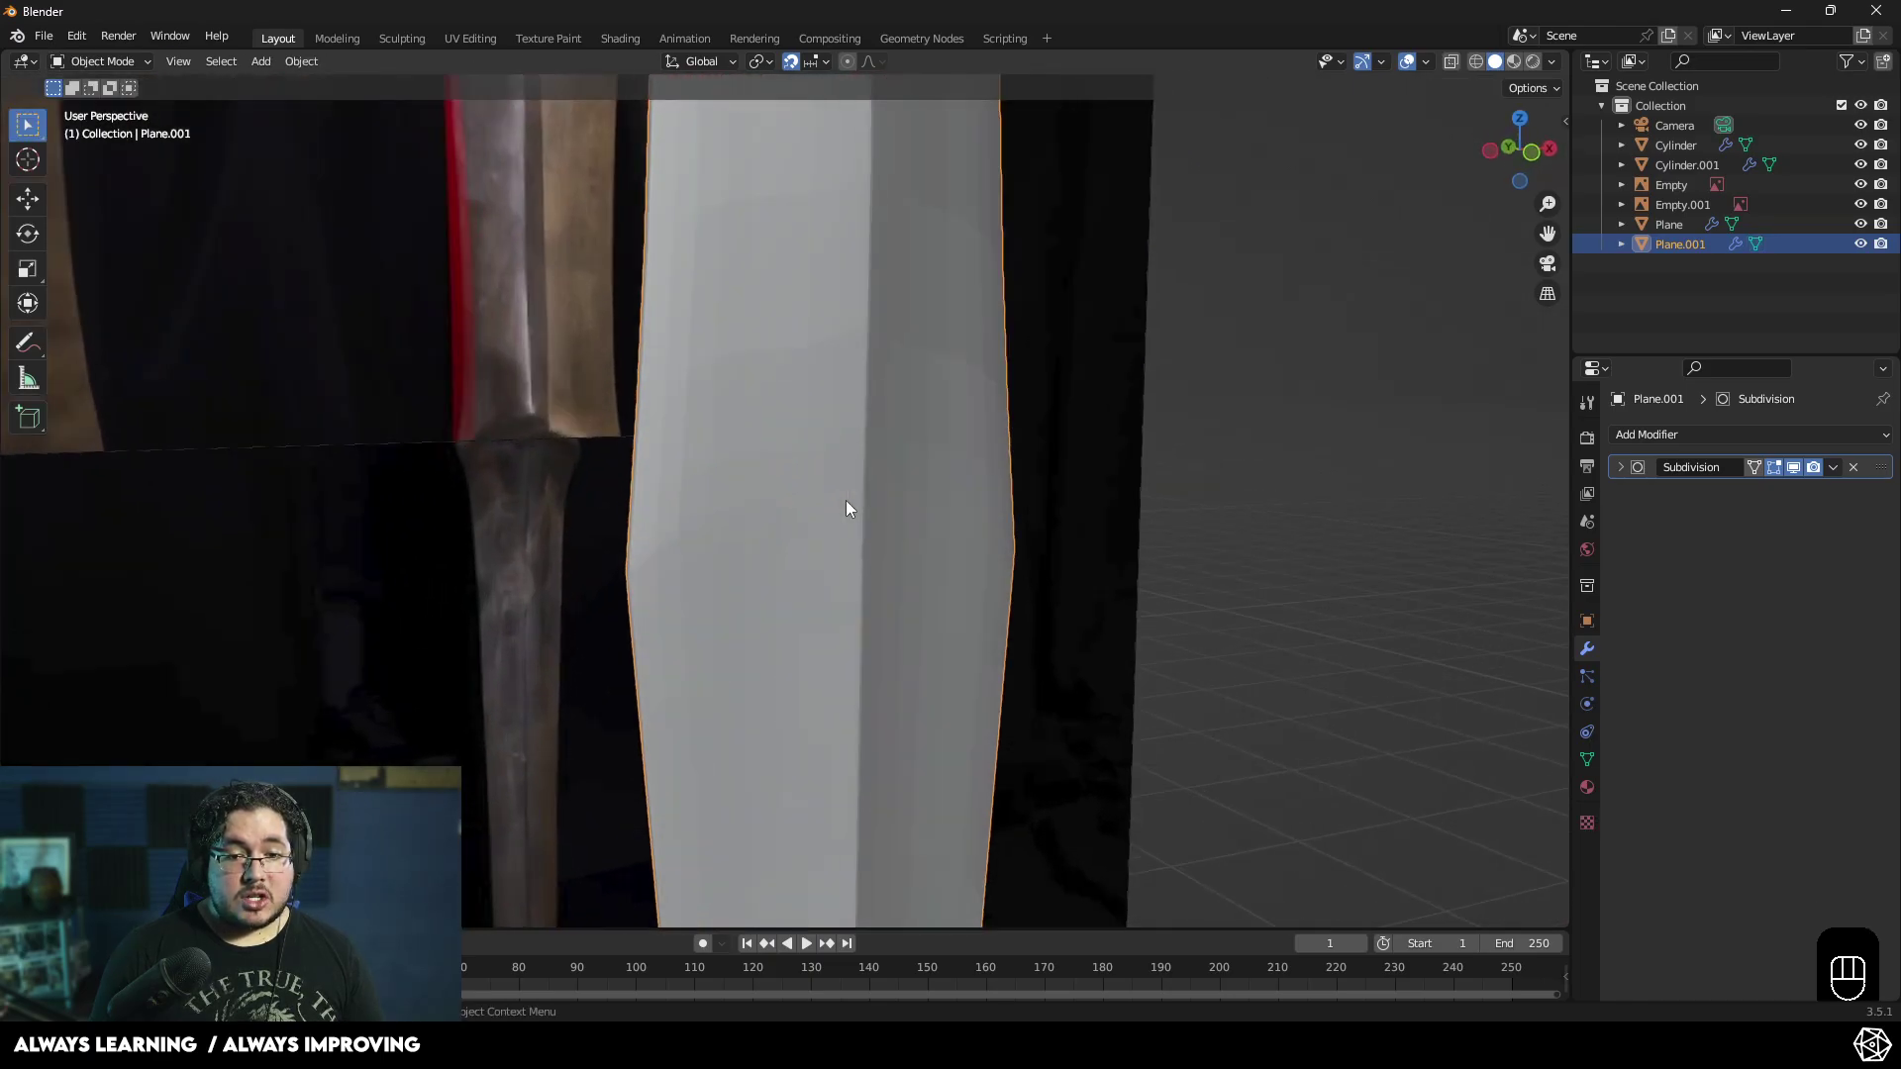
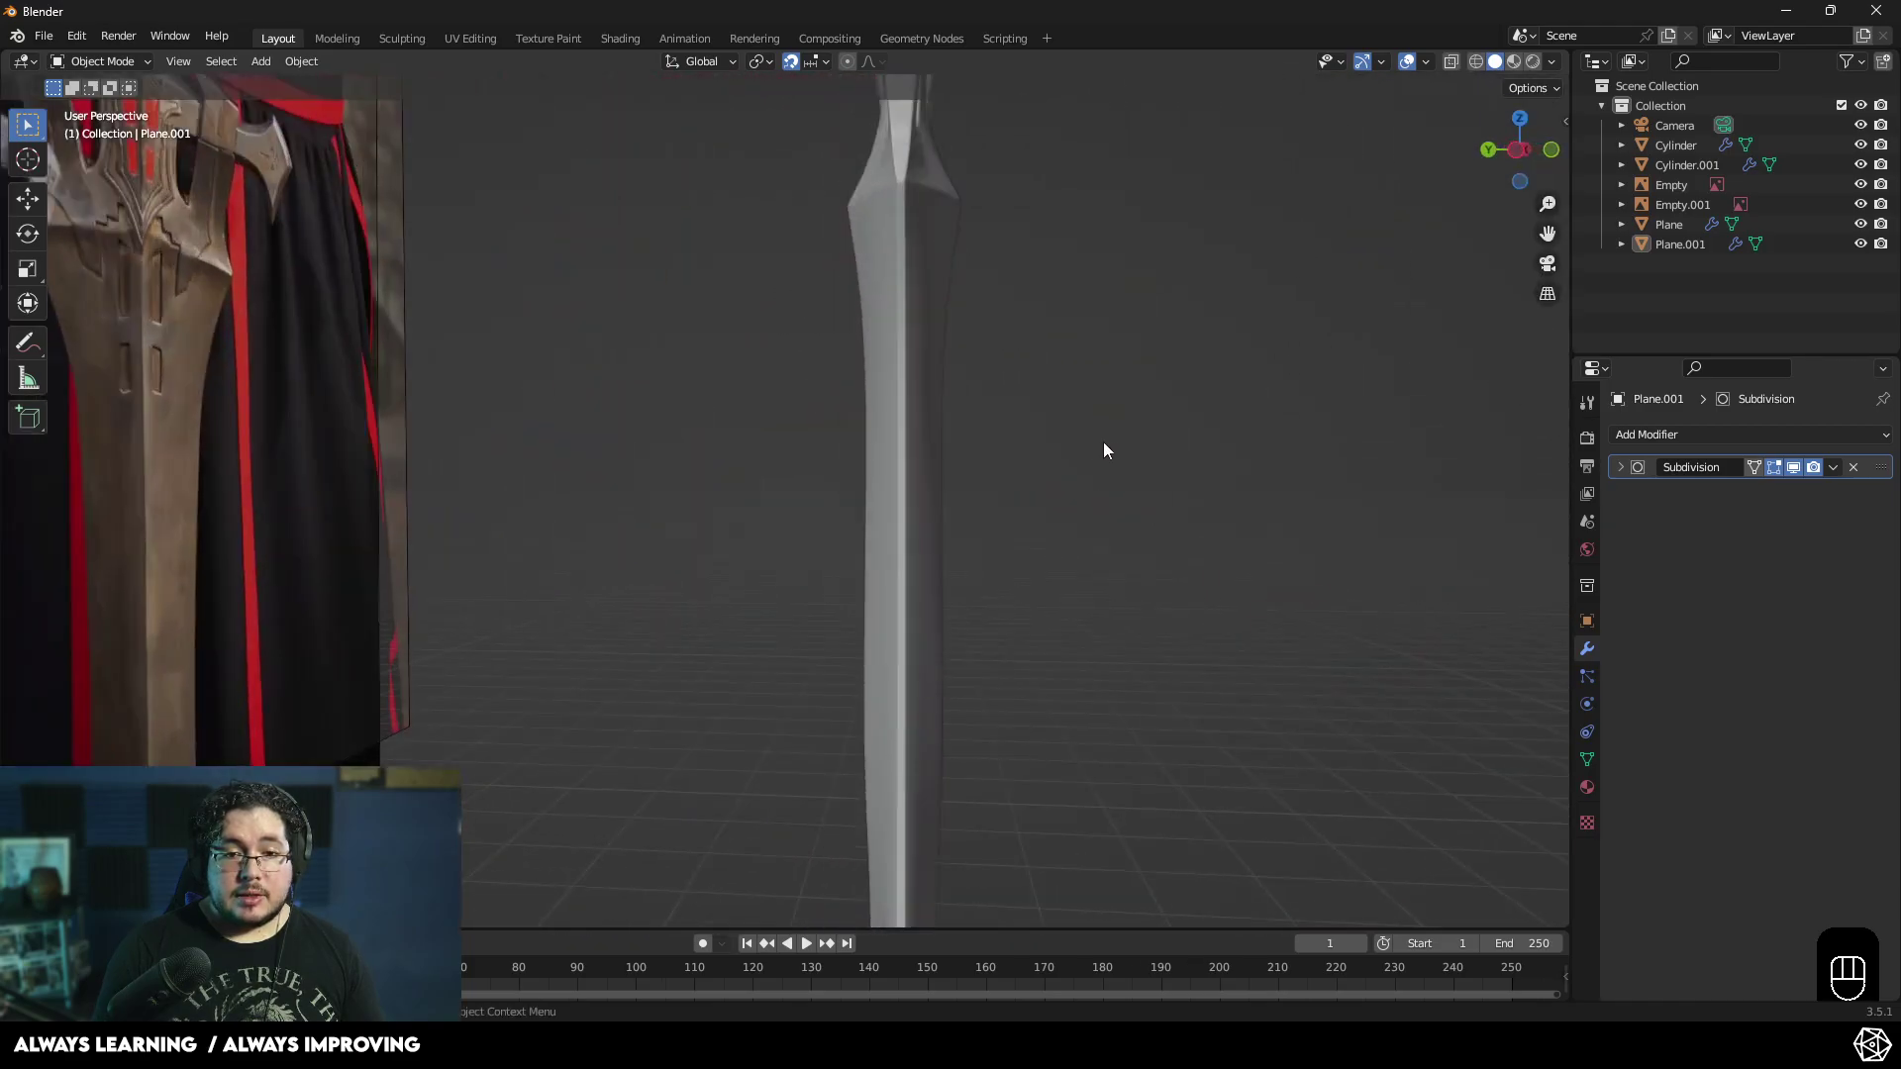
- Select the first guard piece (Plane) and scale it slightly taller along Y
drag(999, 472, 870, 473)
drag(878, 553, 848, 685)
drag(788, 581, 623, 593)
middle_click(763, 659)
drag(810, 543, 1060, 514)
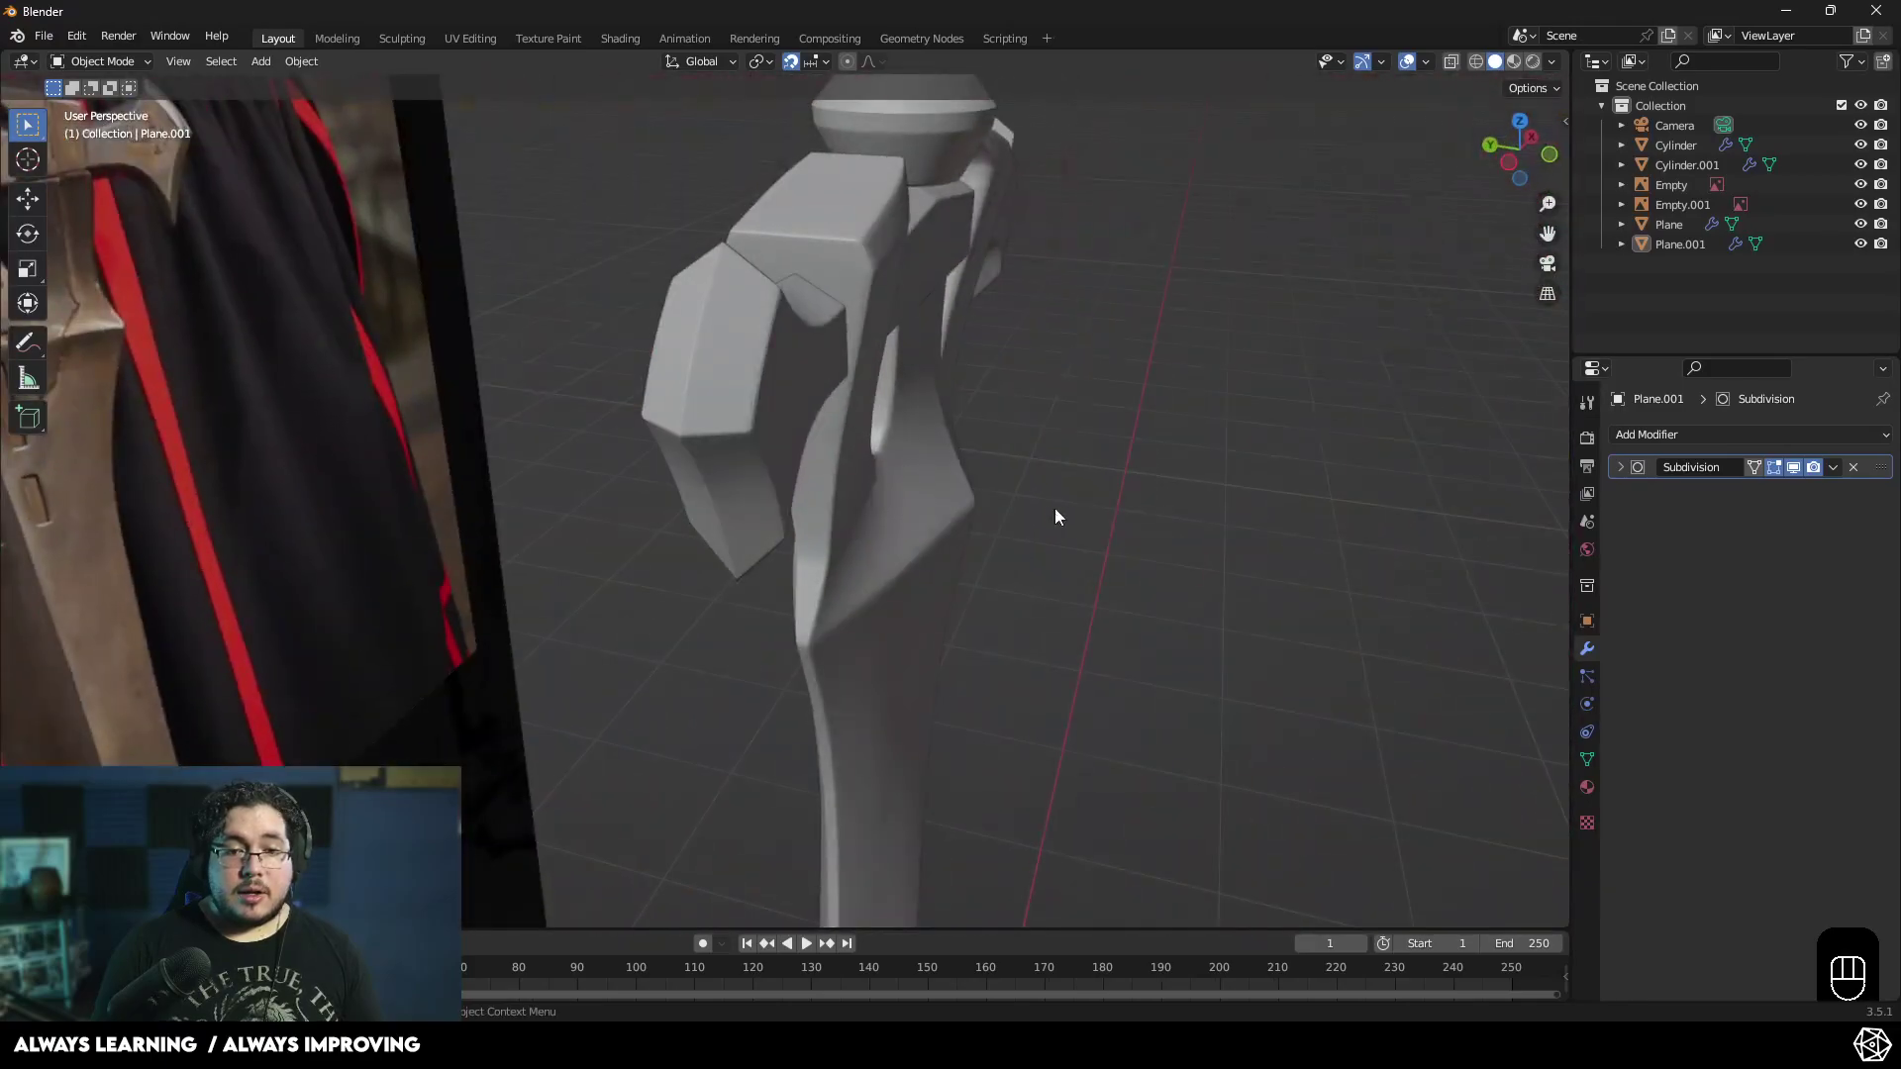
middle_click(1020, 580)
click(983, 241)
middle_click(1016, 232)
drag(1056, 365, 1029, 404)
key(s)
key(y)
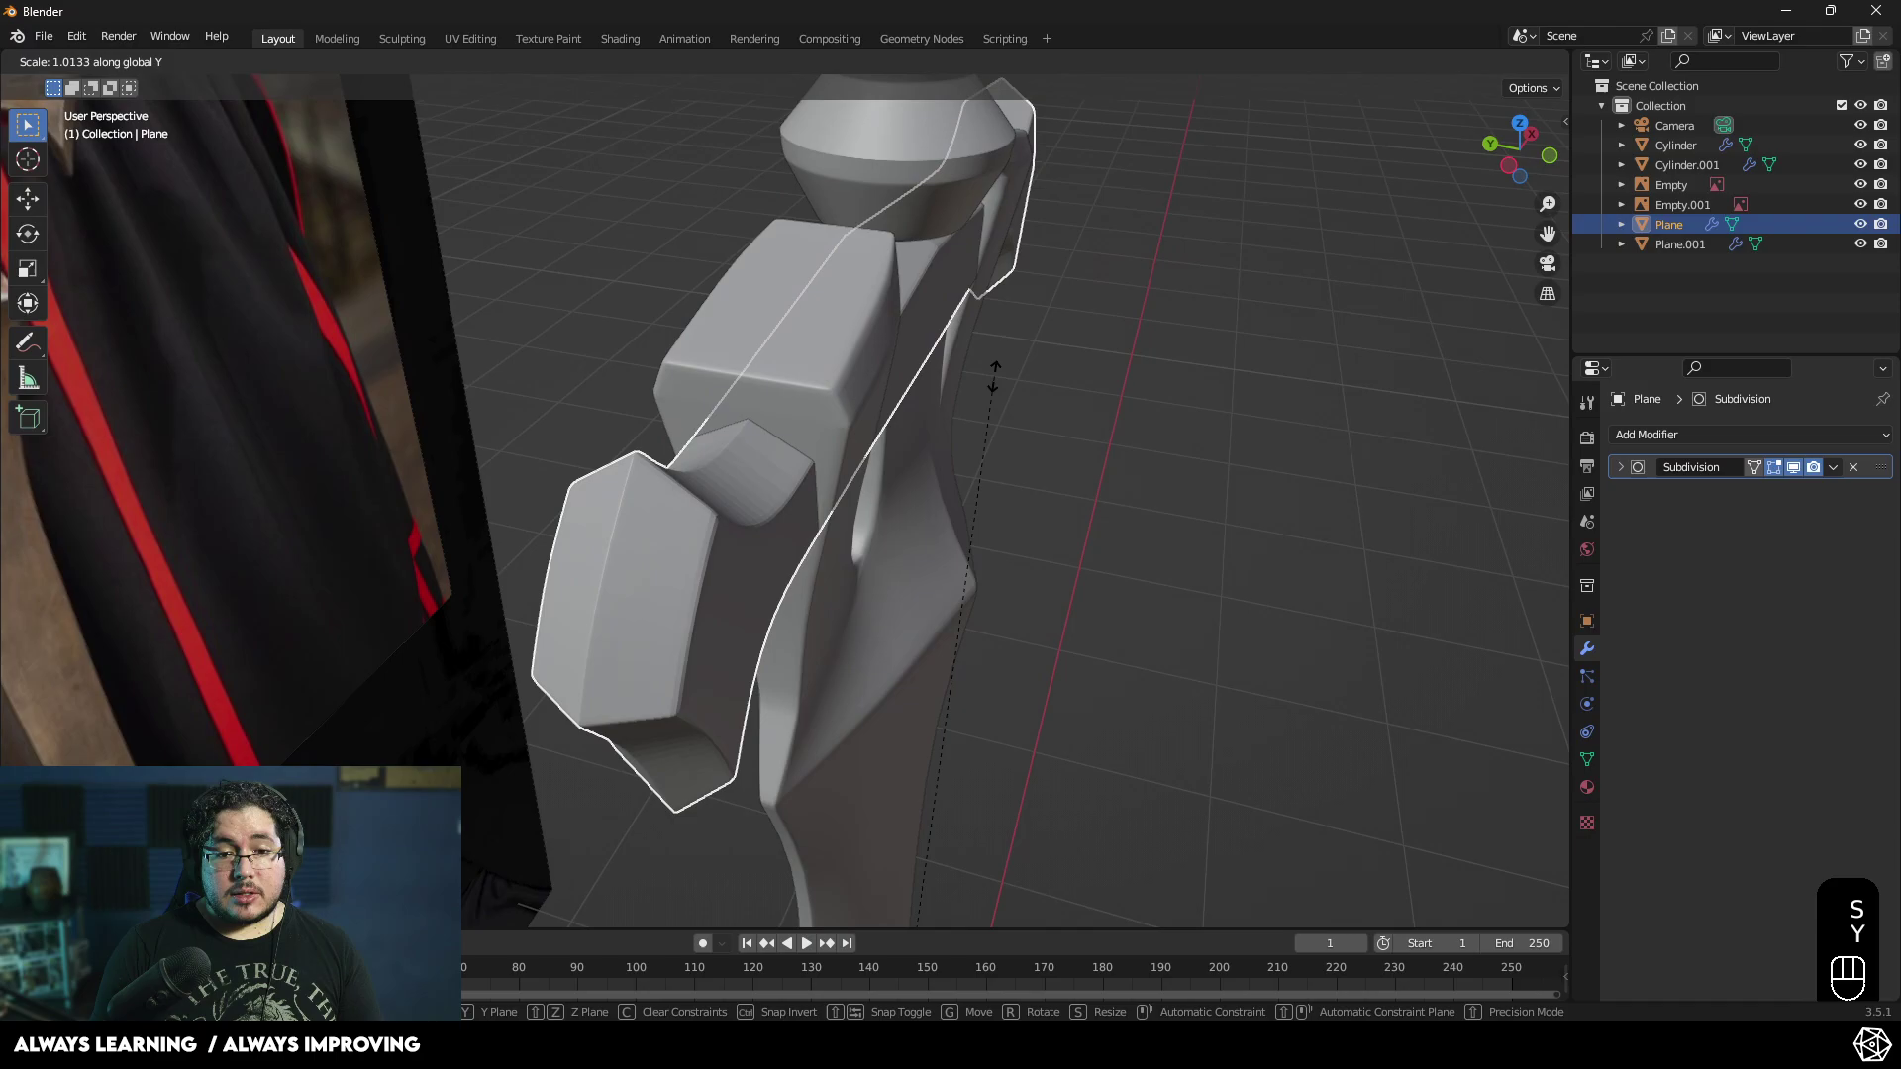
click(986, 491)
- Scale the second guard piece (Plane.001) slightly taller along Y as well
drag(988, 422, 734, 406)
drag(719, 605, 747, 617)
key(s)
key(y)
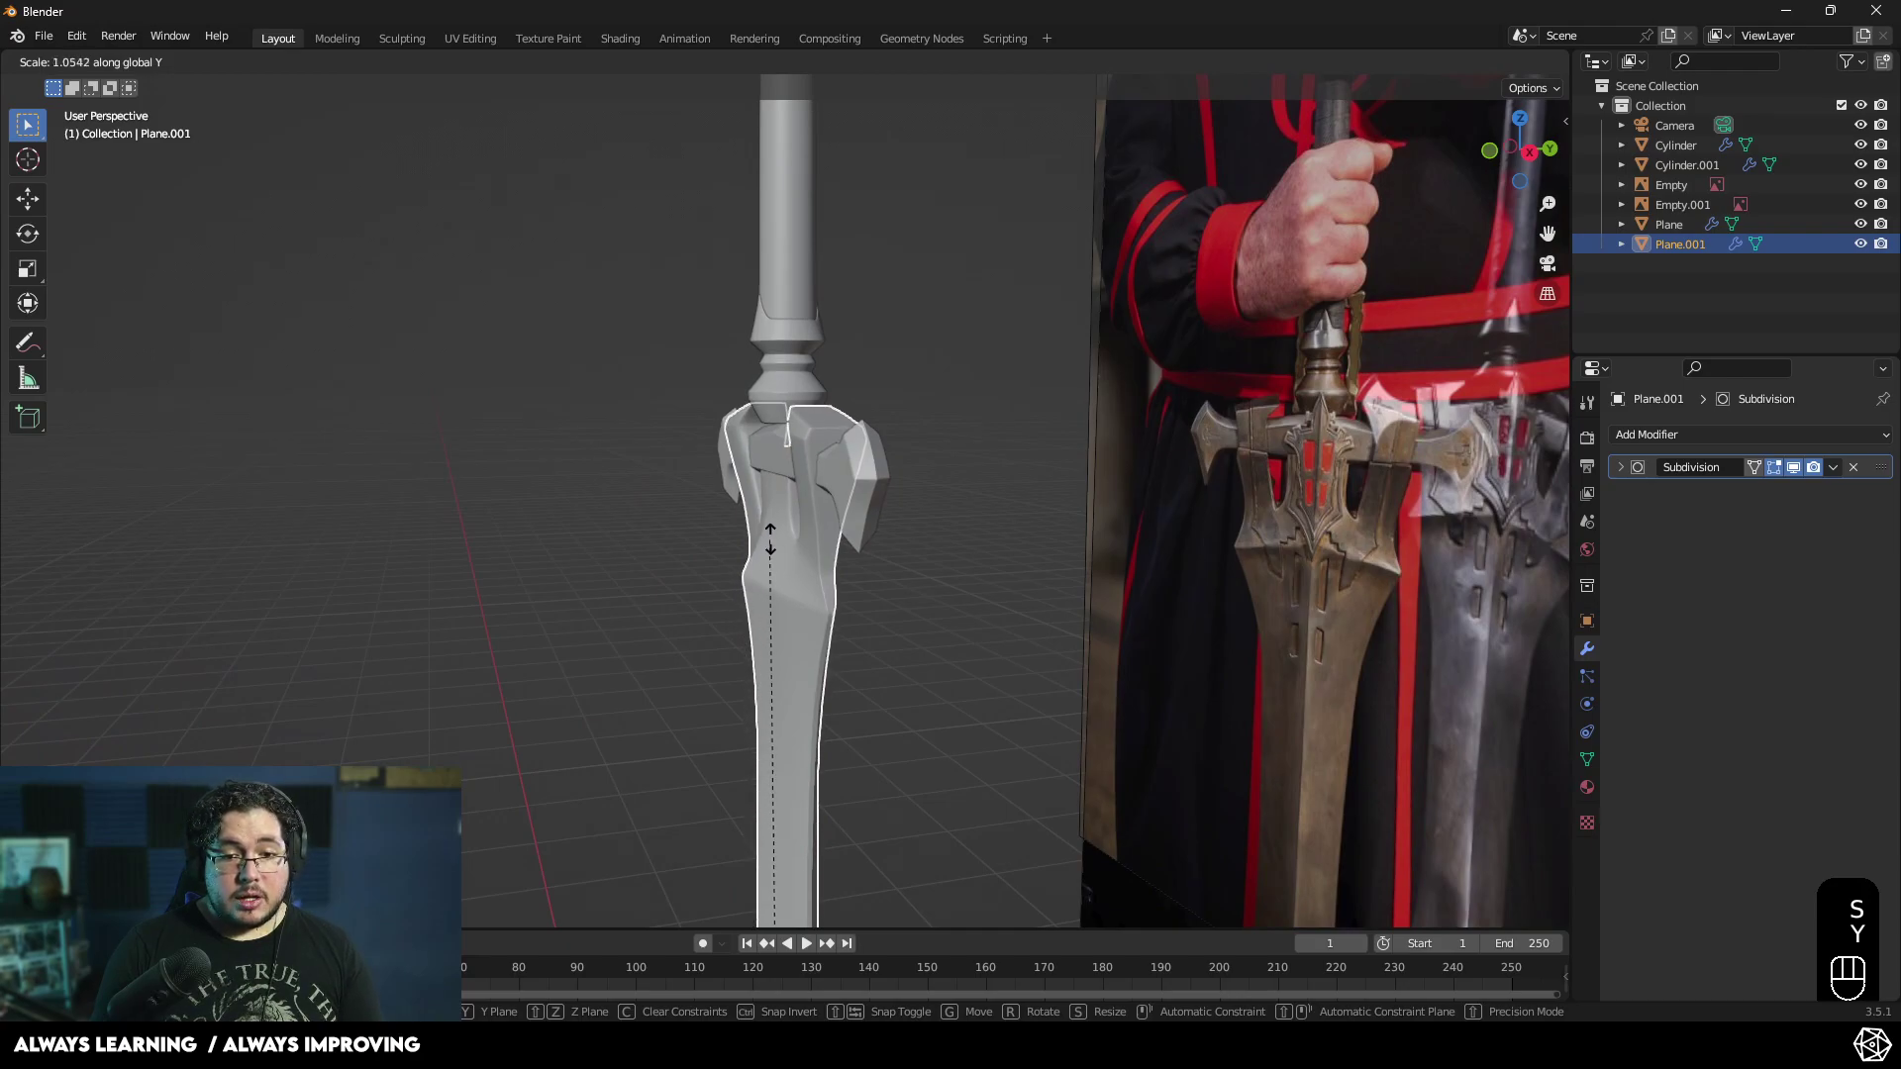
click(793, 535)
- Line up a side view of the guard, select the second piece and start editing its mesh
drag(733, 589, 1137, 590)
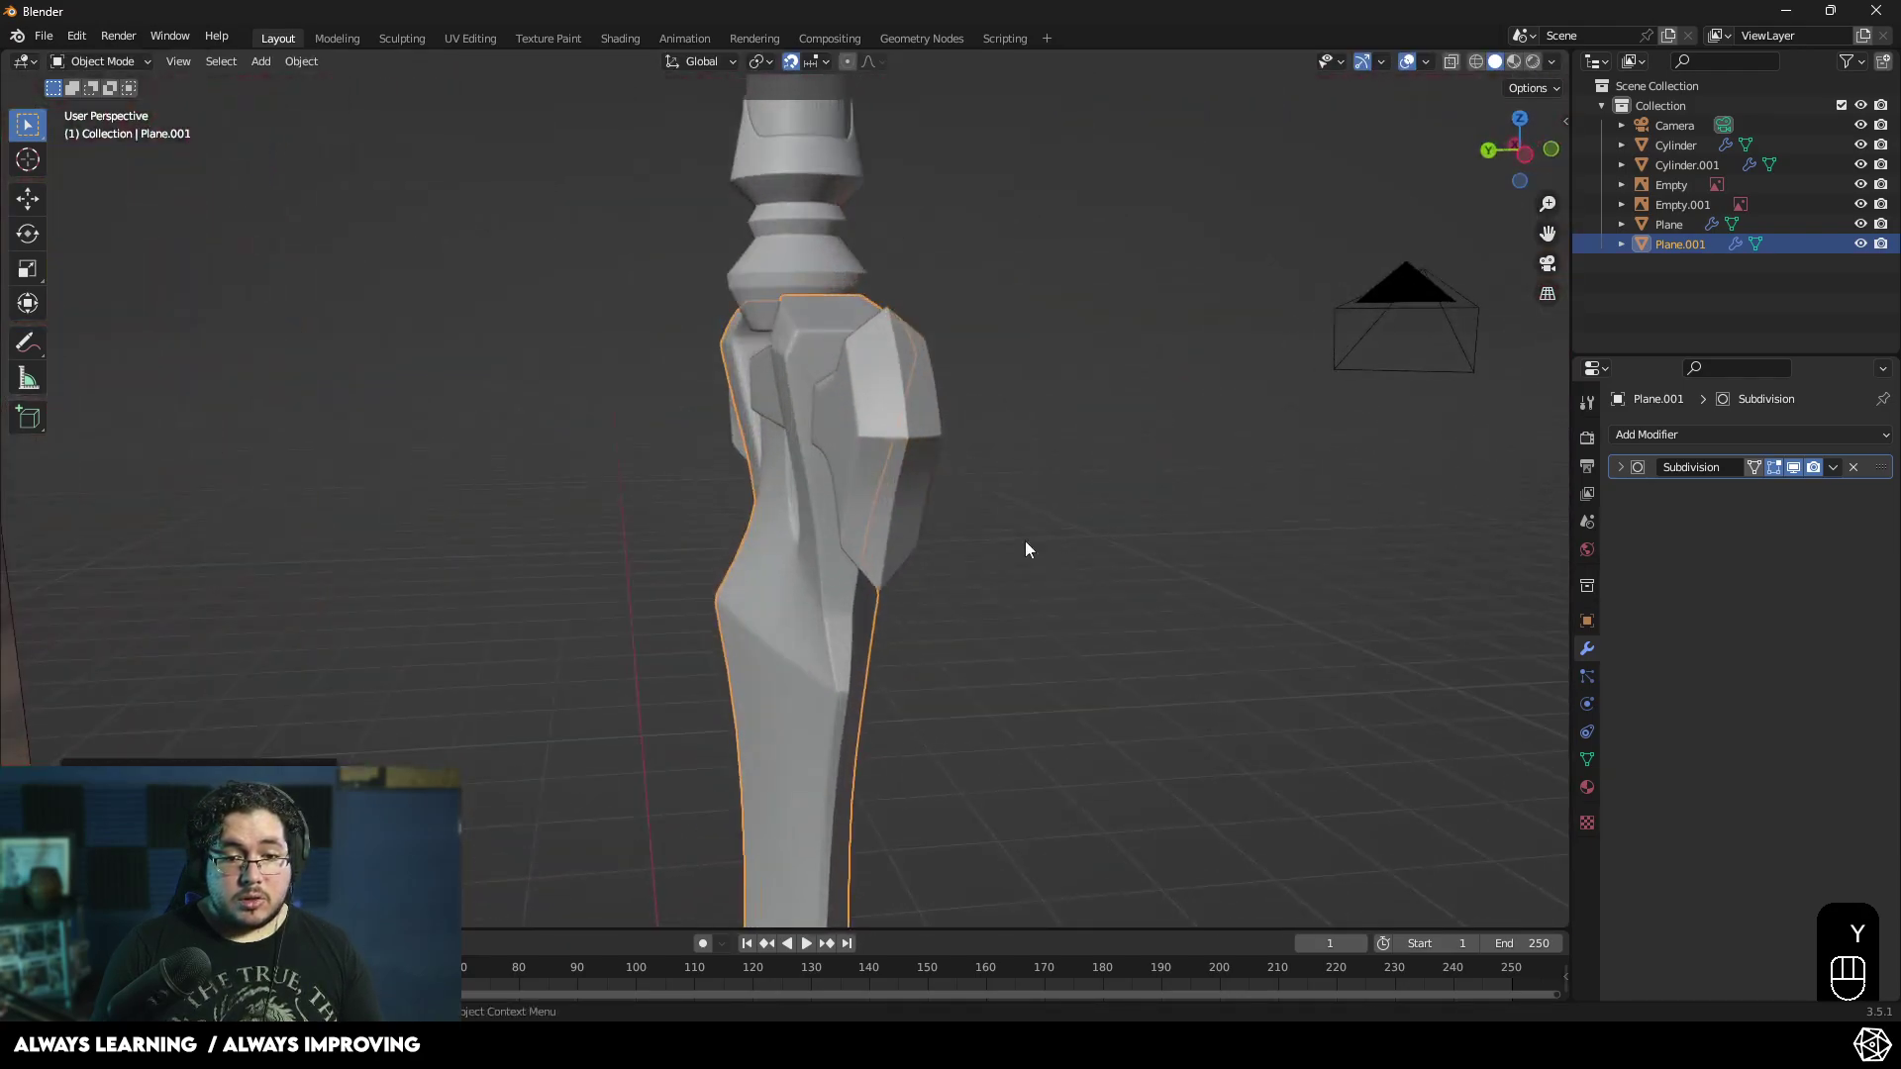
drag(993, 490, 1006, 543)
drag(954, 629, 951, 528)
drag(901, 677, 869, 694)
drag(897, 688, 893, 589)
drag(873, 641, 692, 616)
middle_click(763, 584)
drag(709, 663, 886, 558)
drag(897, 561, 934, 622)
middle_click(849, 719)
middle_click(841, 800)
drag(920, 621, 939, 718)
drag(870, 656, 961, 628)
drag(897, 607, 603, 647)
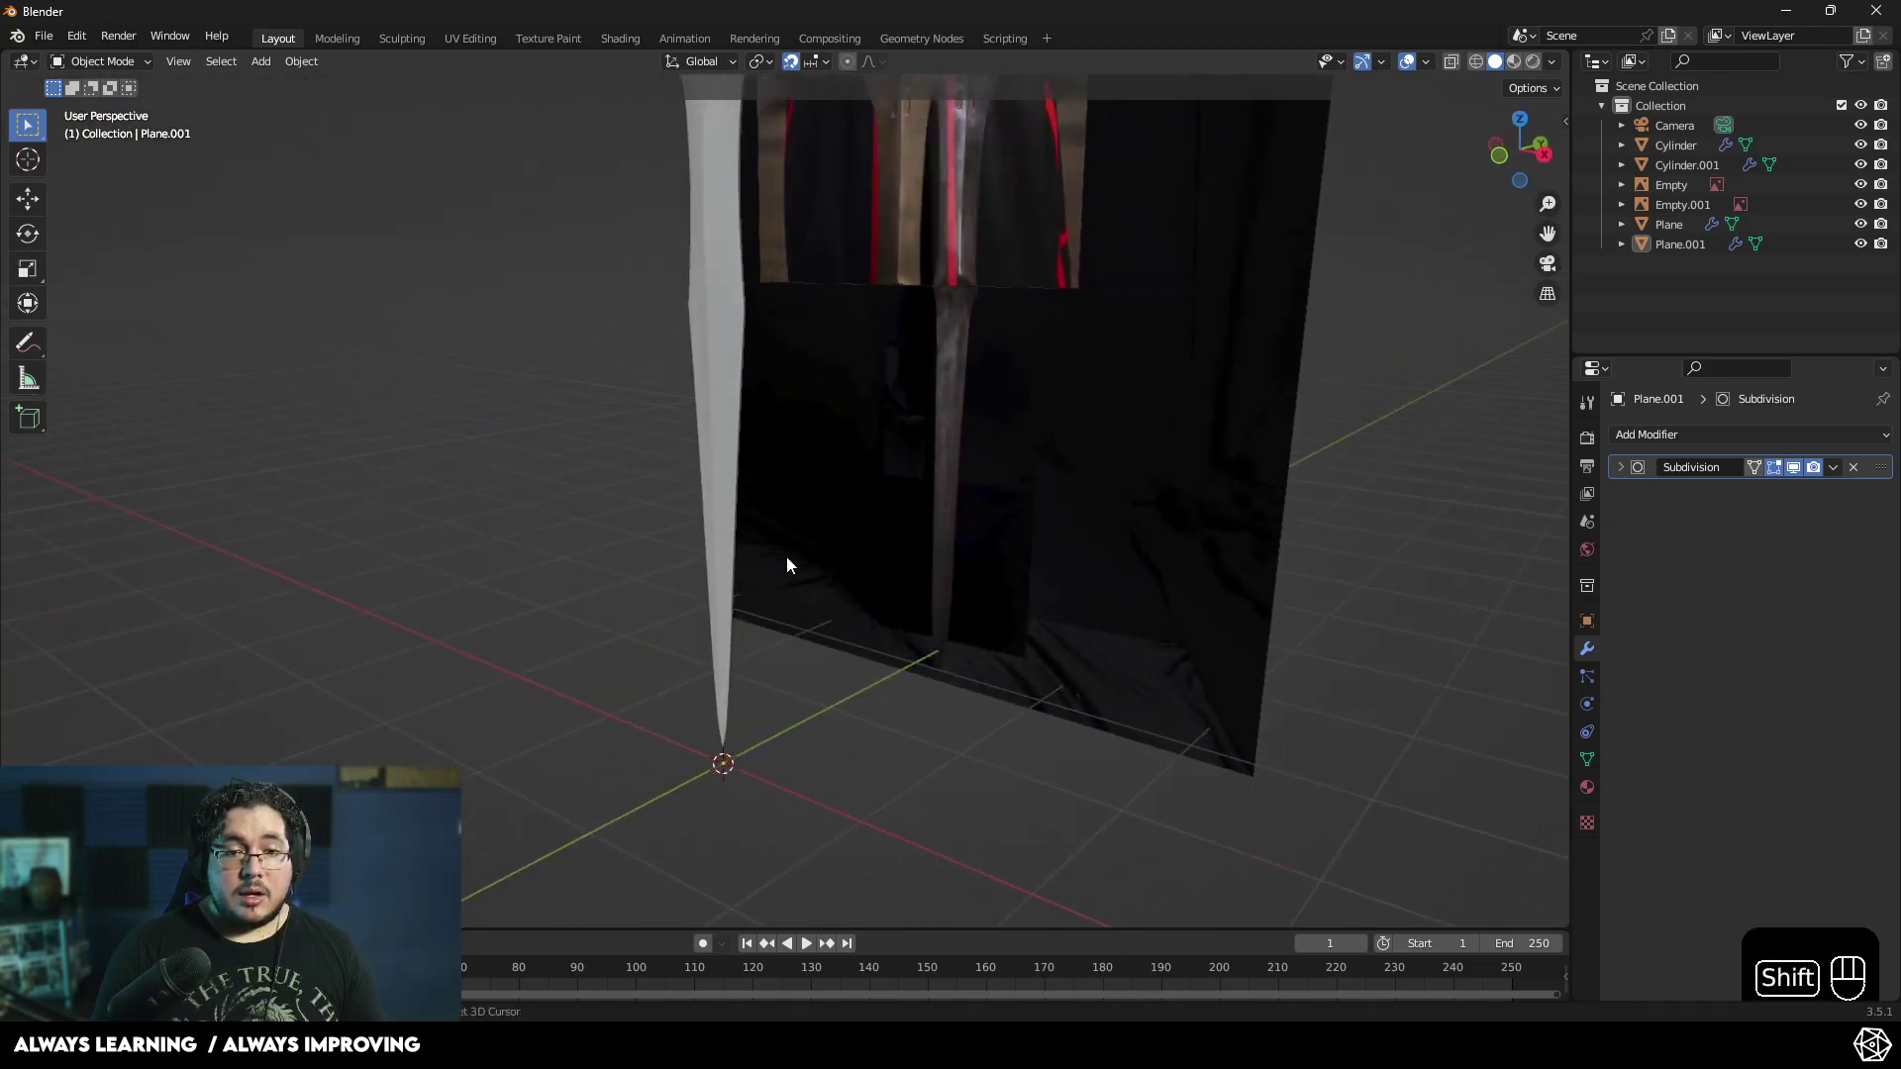
middle_click(796, 739)
drag(768, 664, 695, 607)
drag(742, 657, 774, 697)
click(736, 435)
key(Tab)
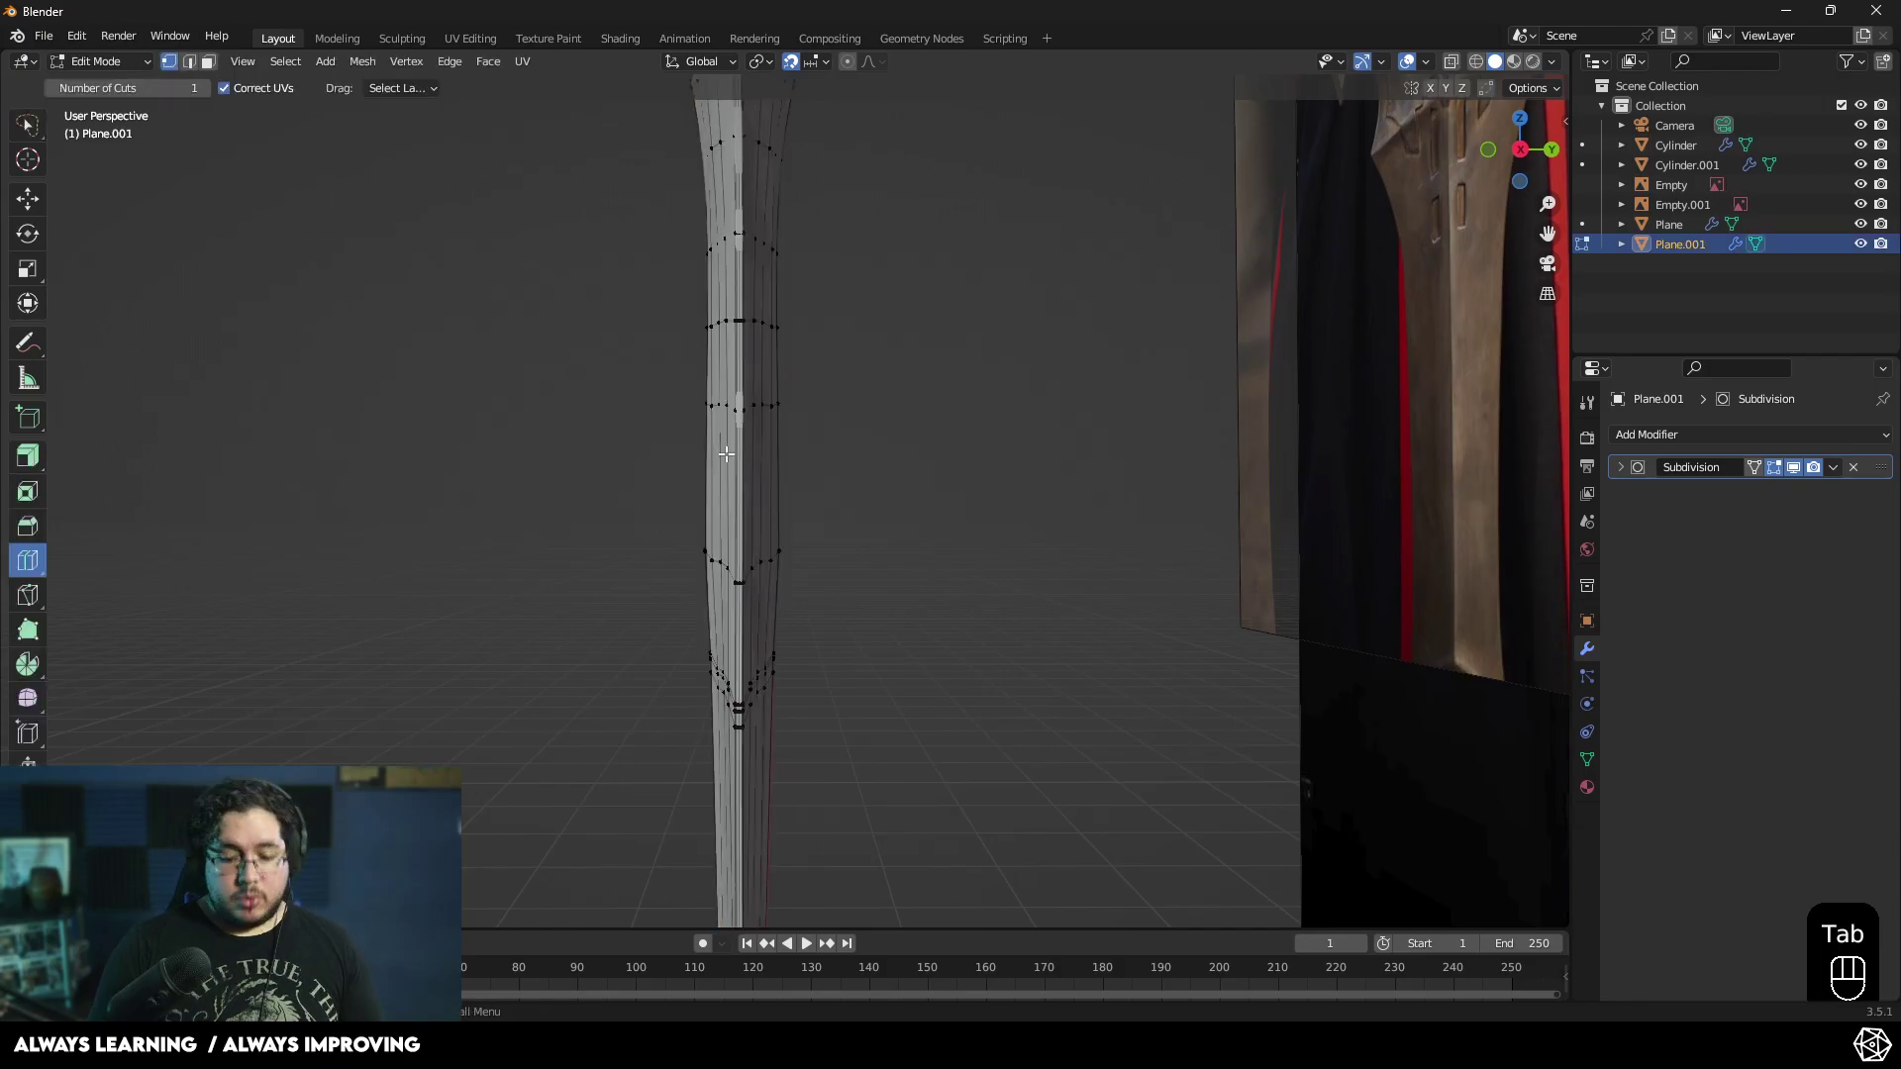
- Cut a new loop across the blade and, in see-through right side view, thin its lower band along Y
key(KP_3)
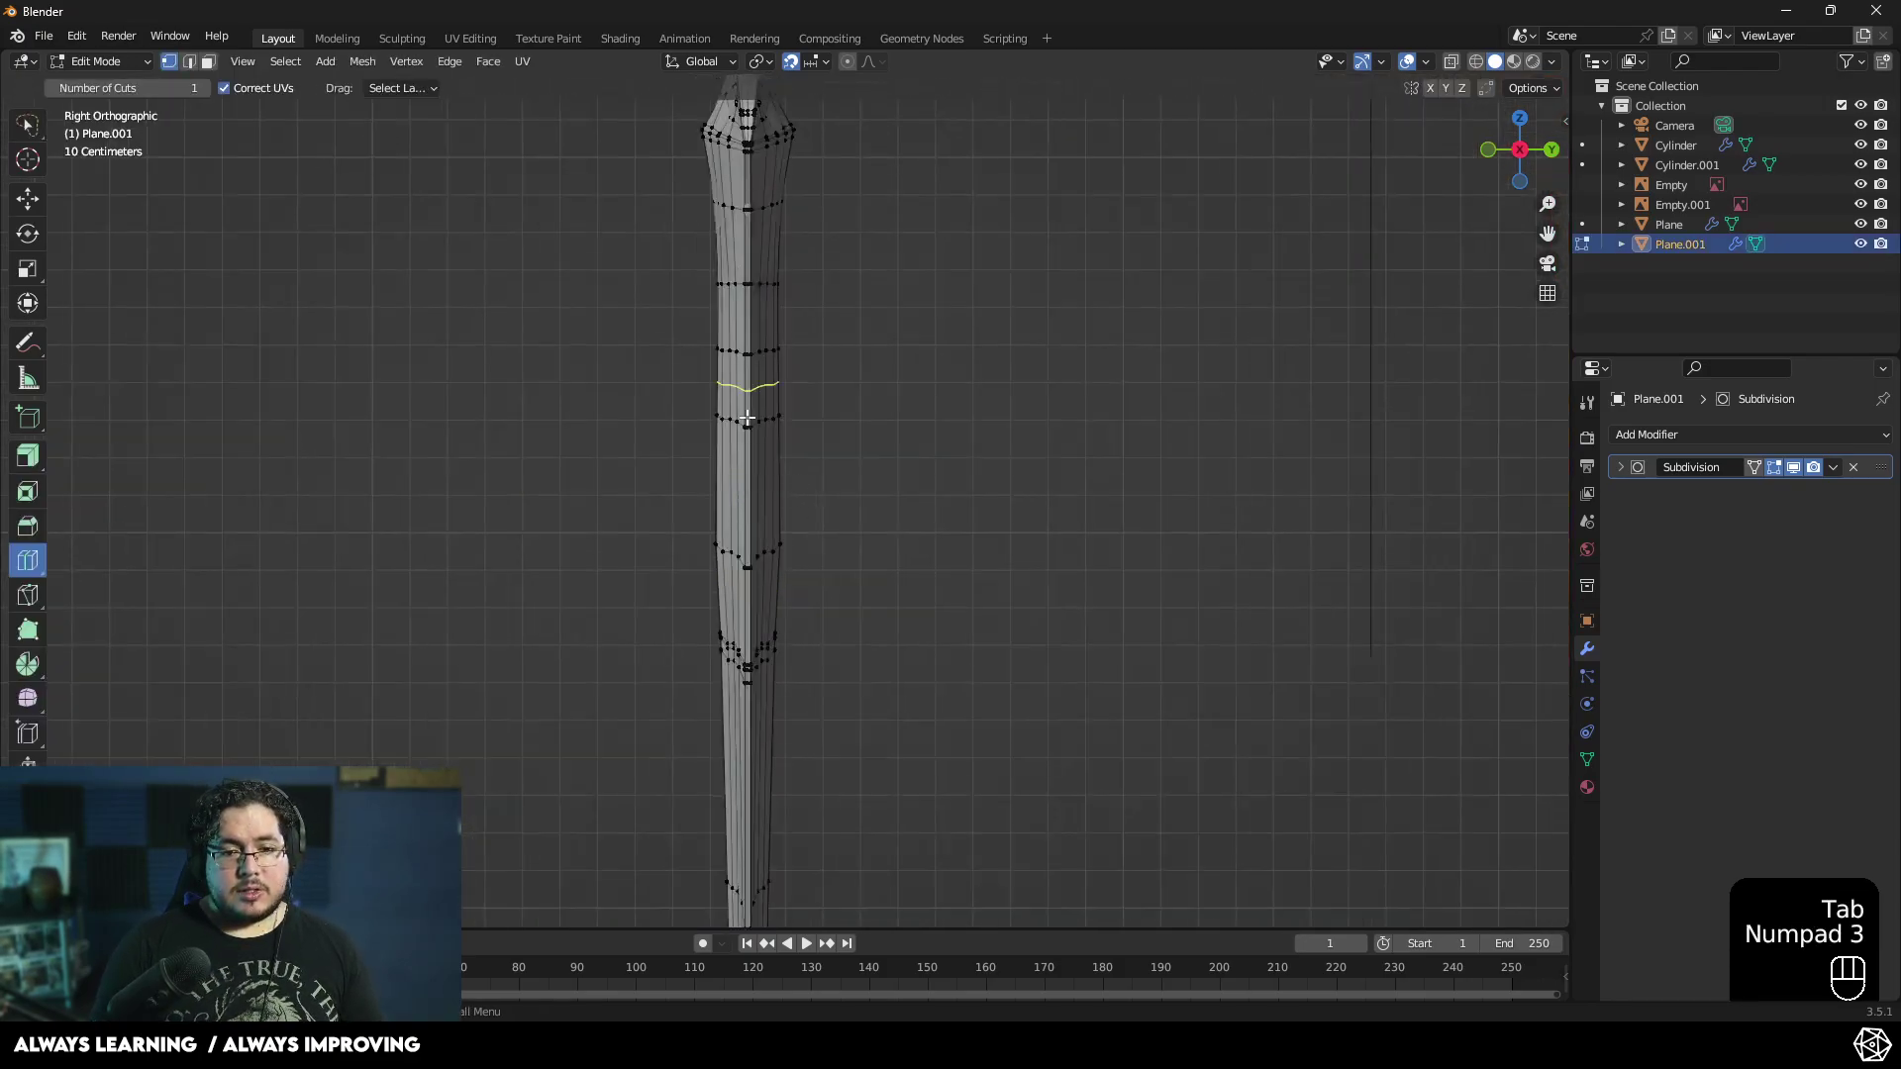
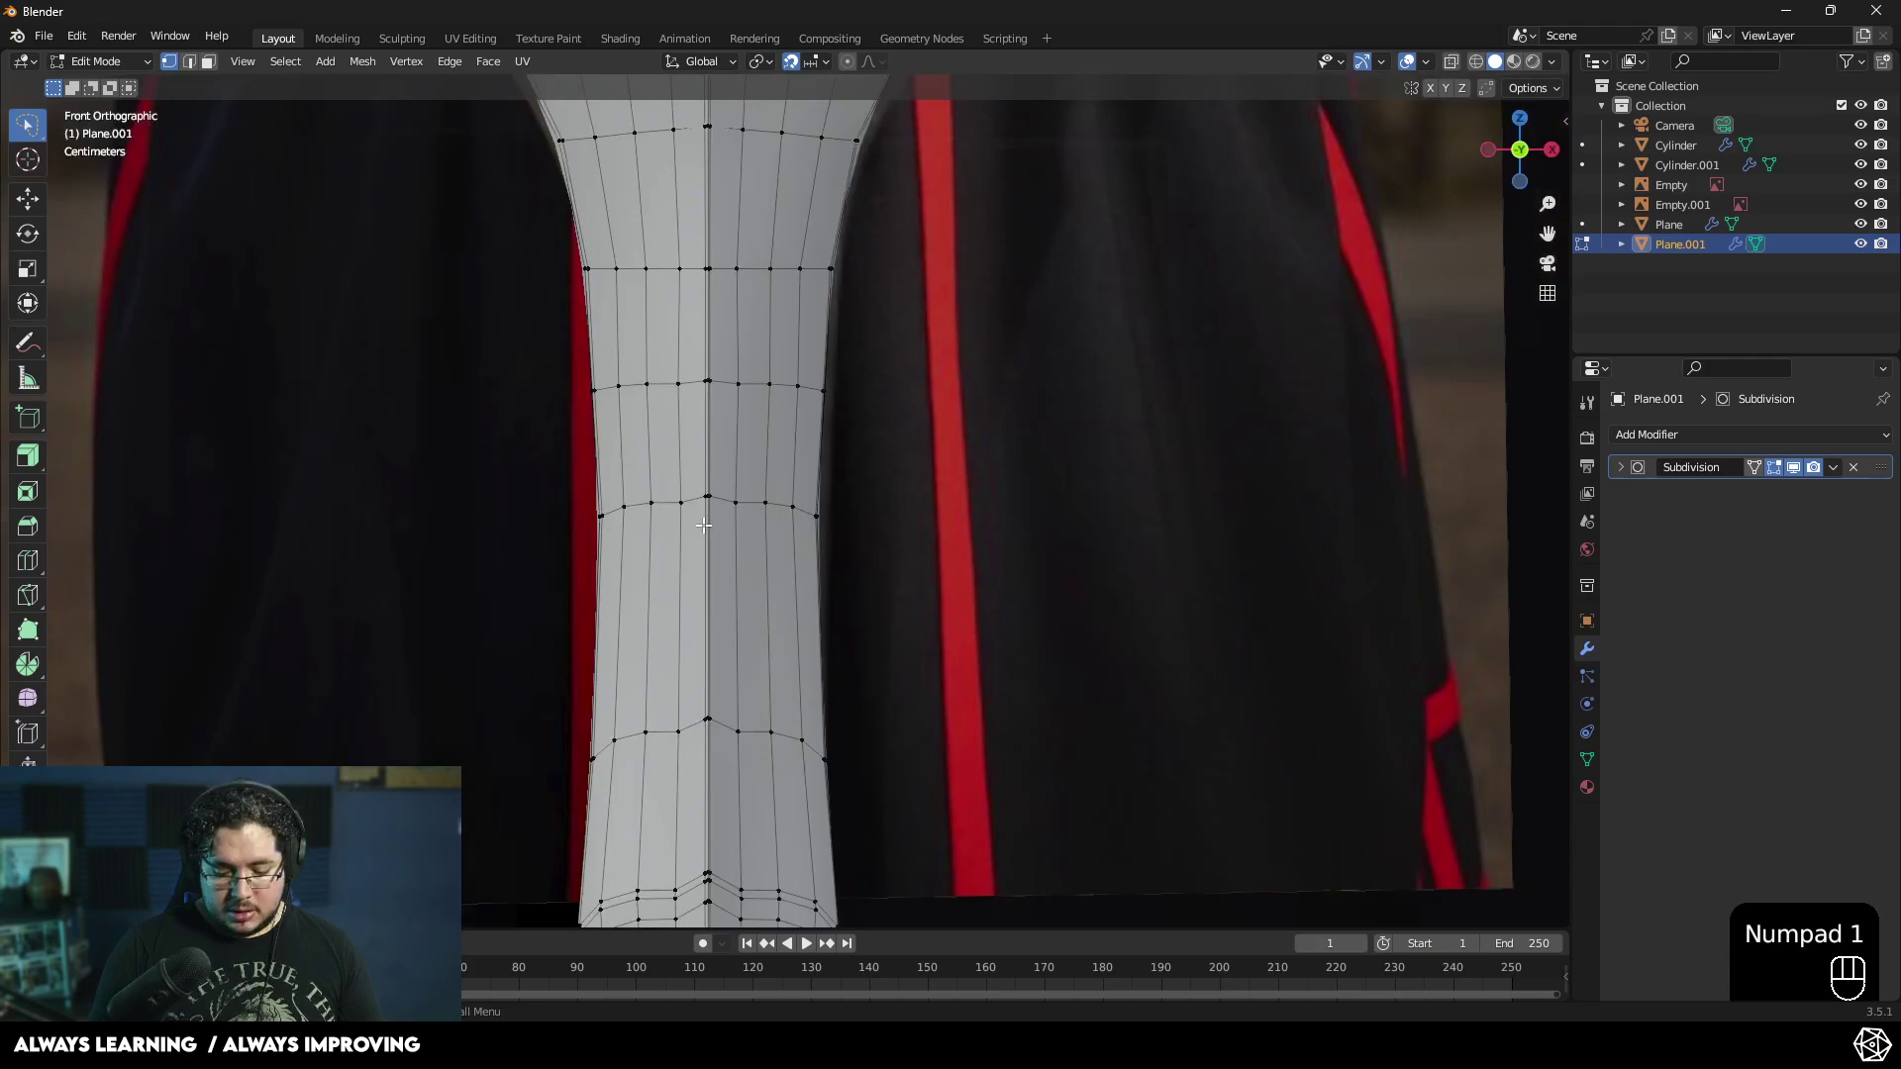
key(KP_3)
key(z)
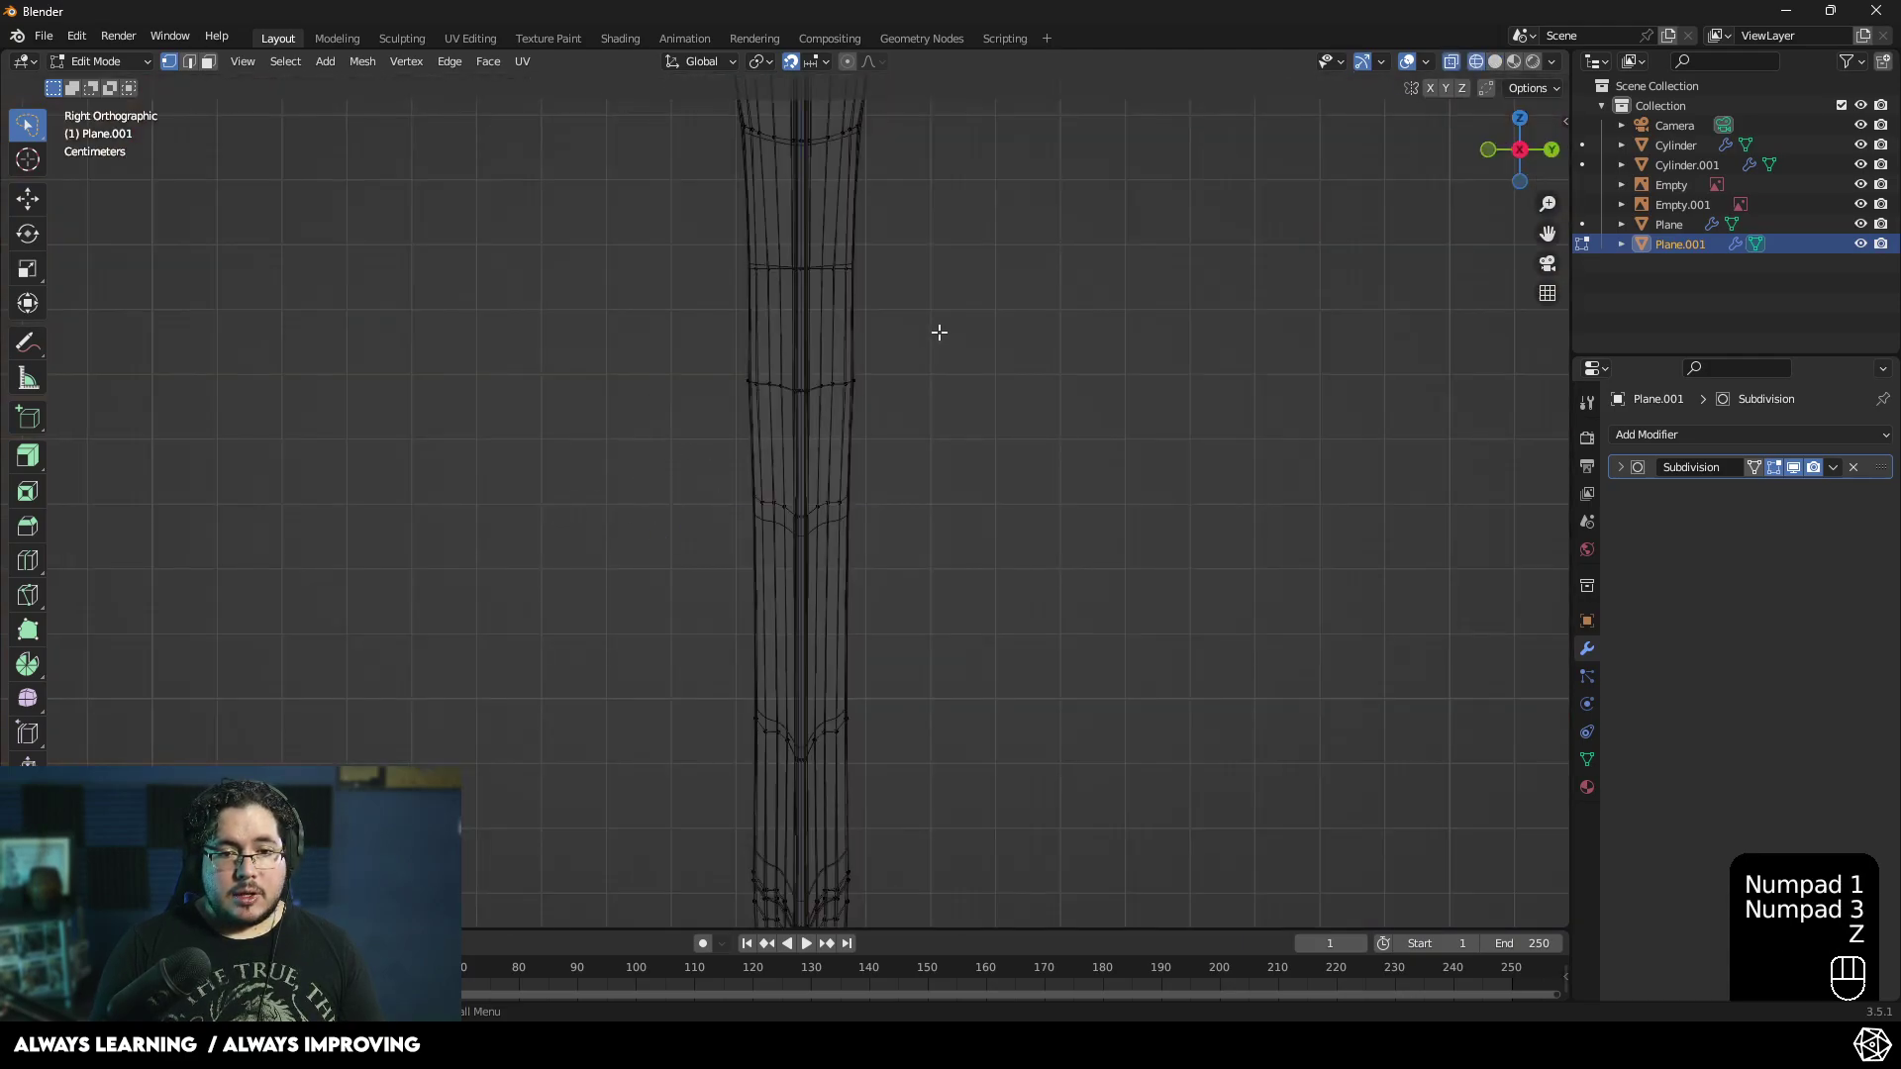
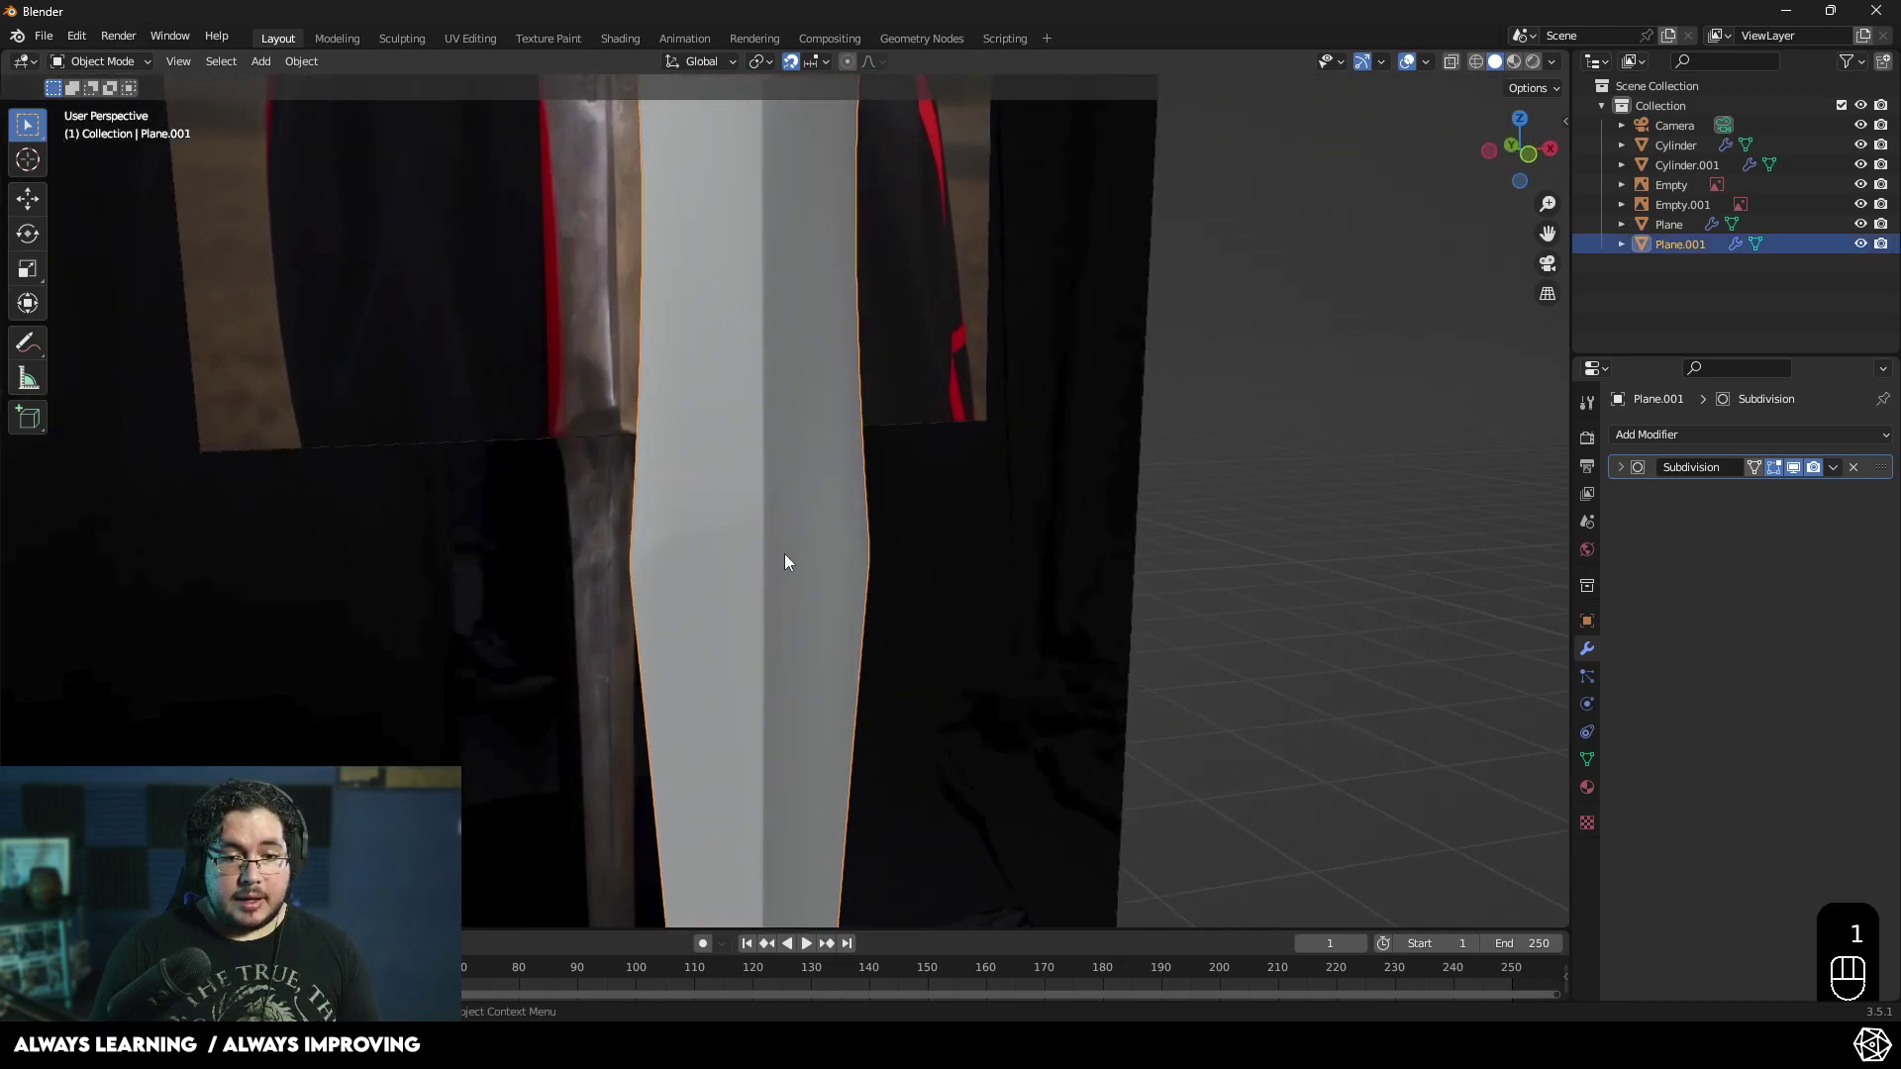
- Scale the new edge loop along global Y to widen the blade, then leave mesh editing
middle_click(812, 545)
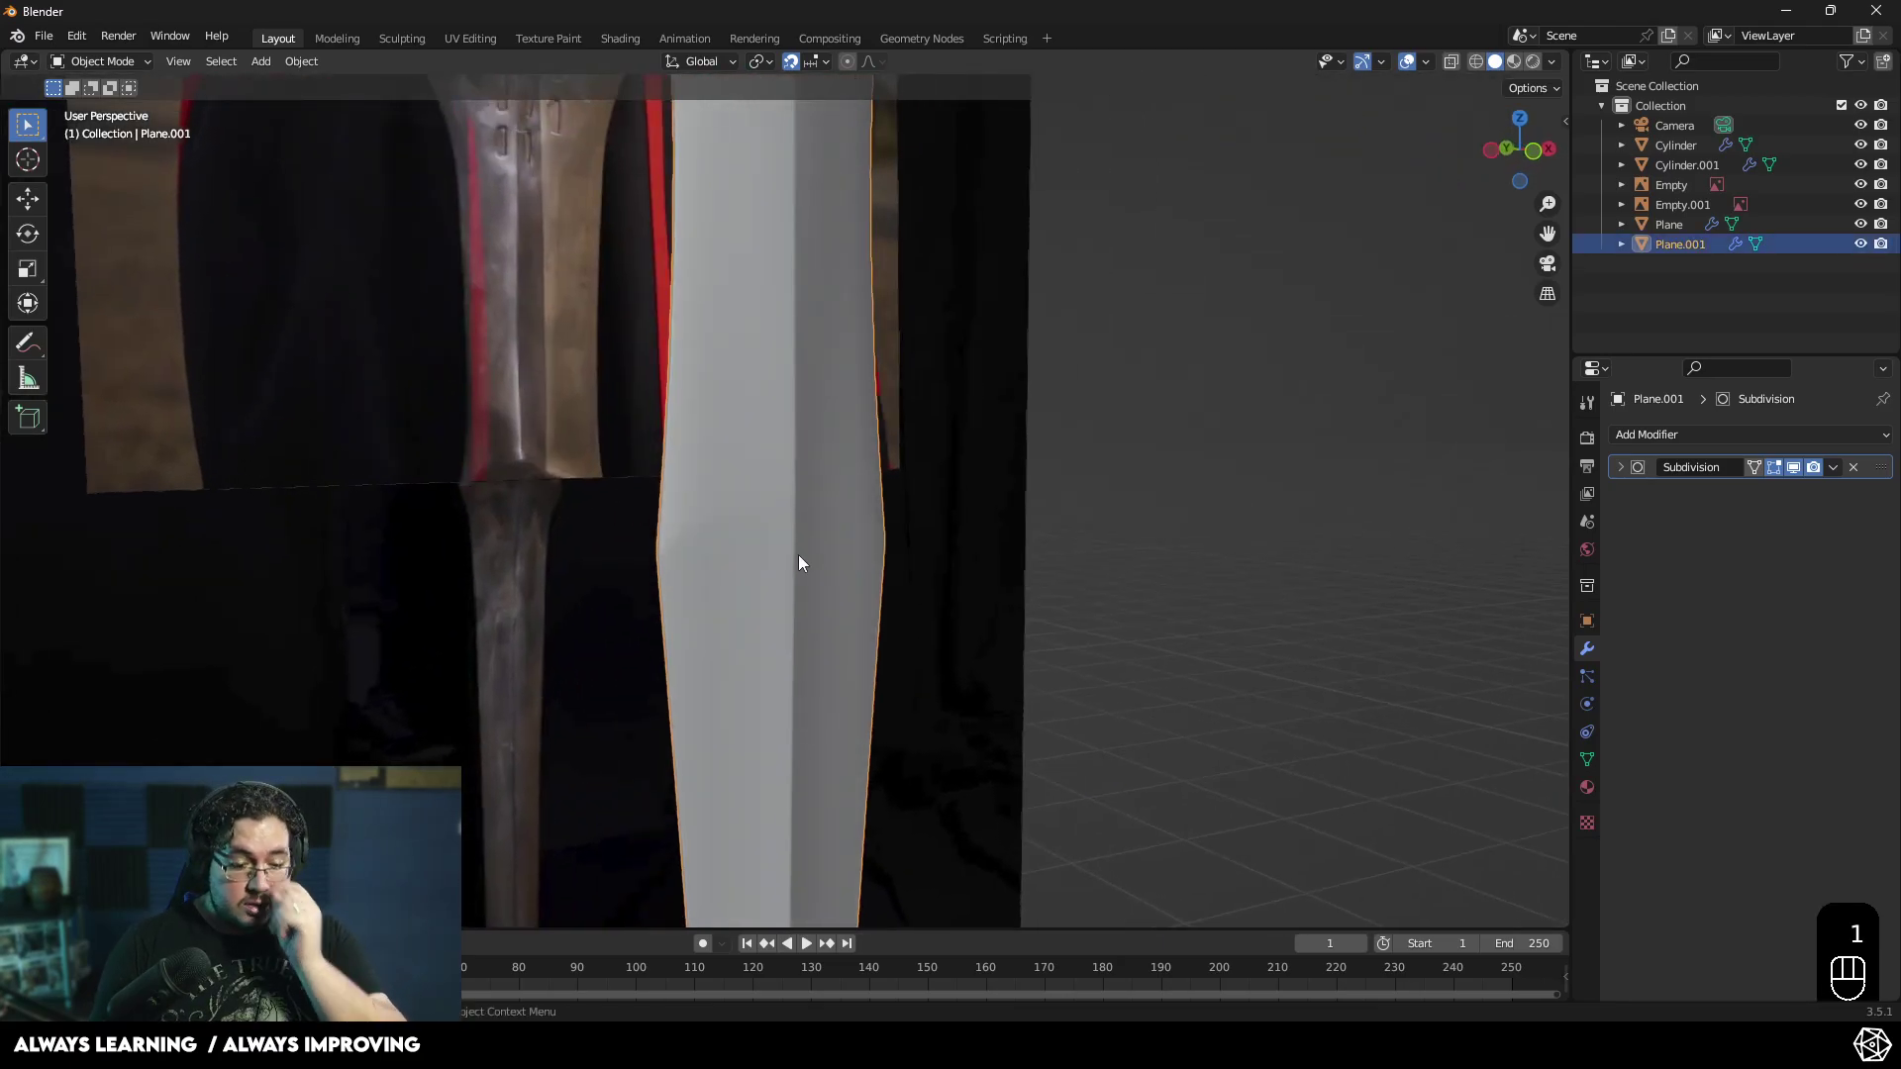
key(z)
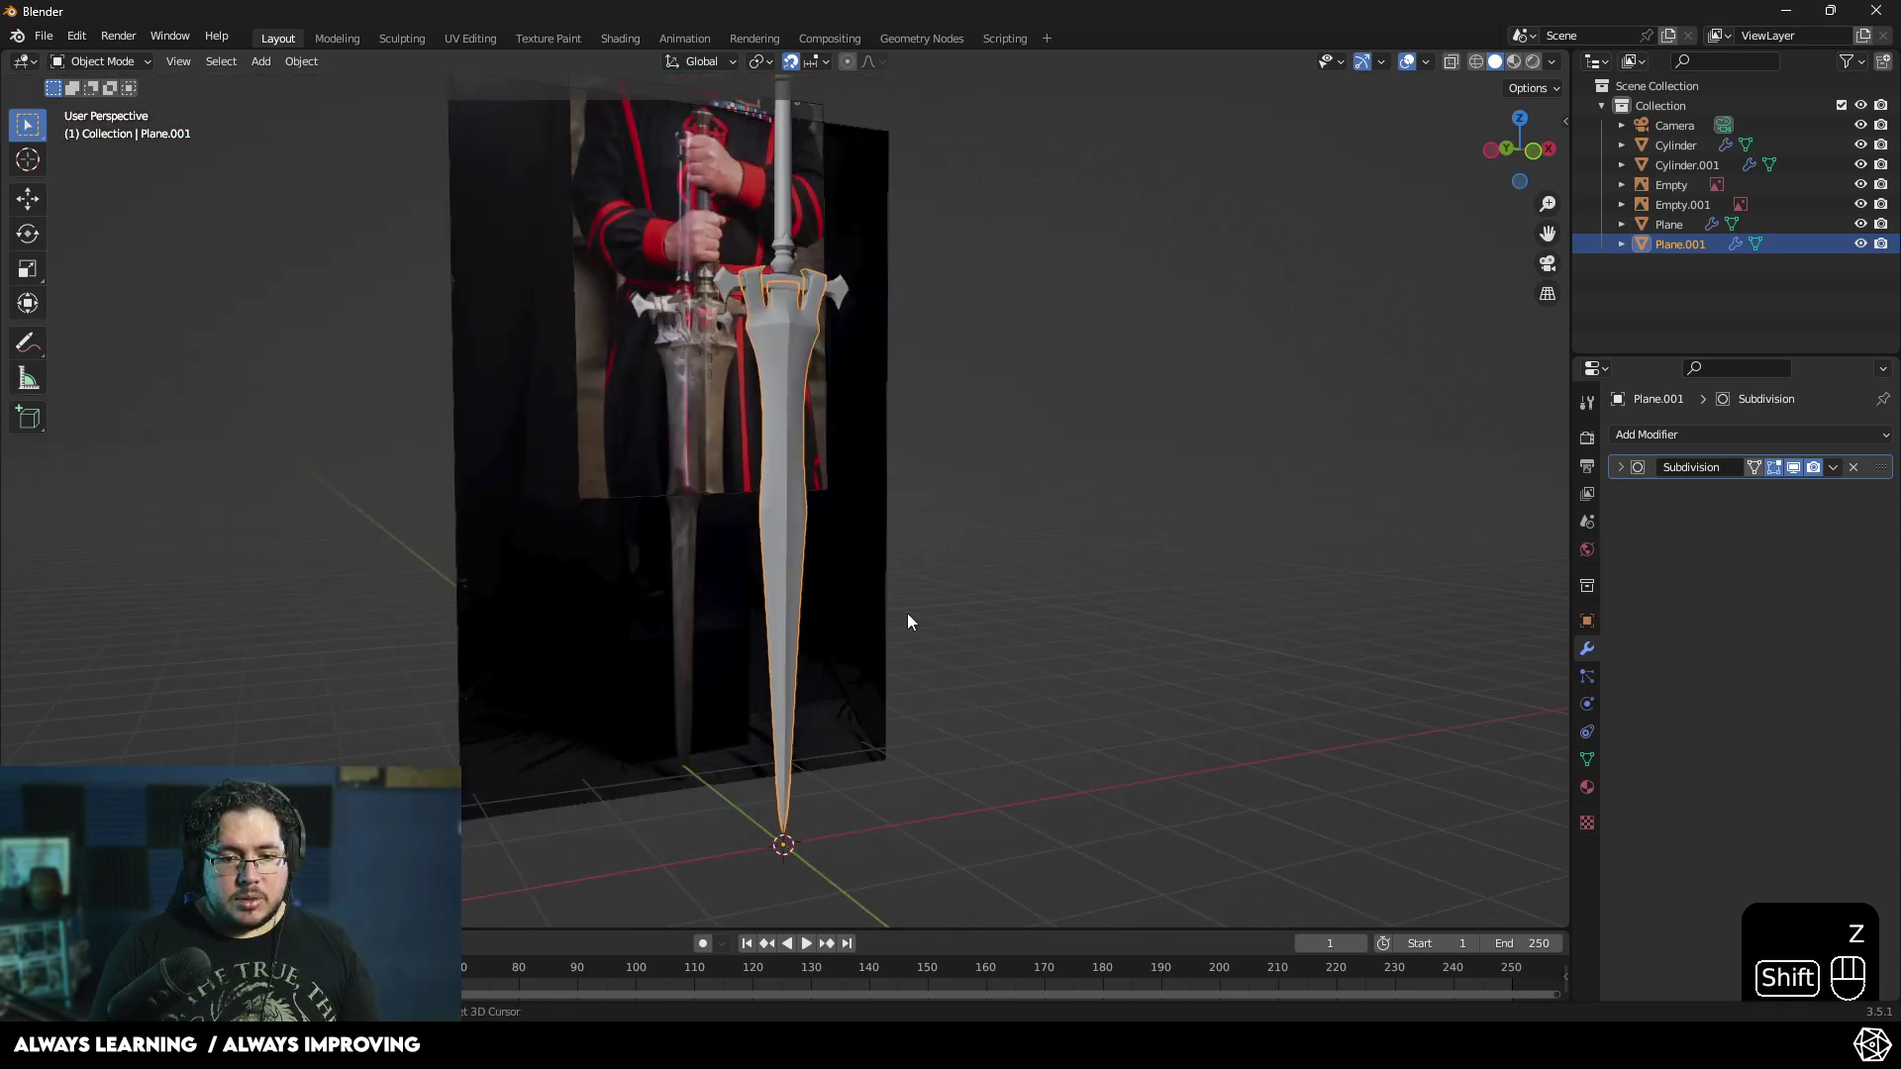
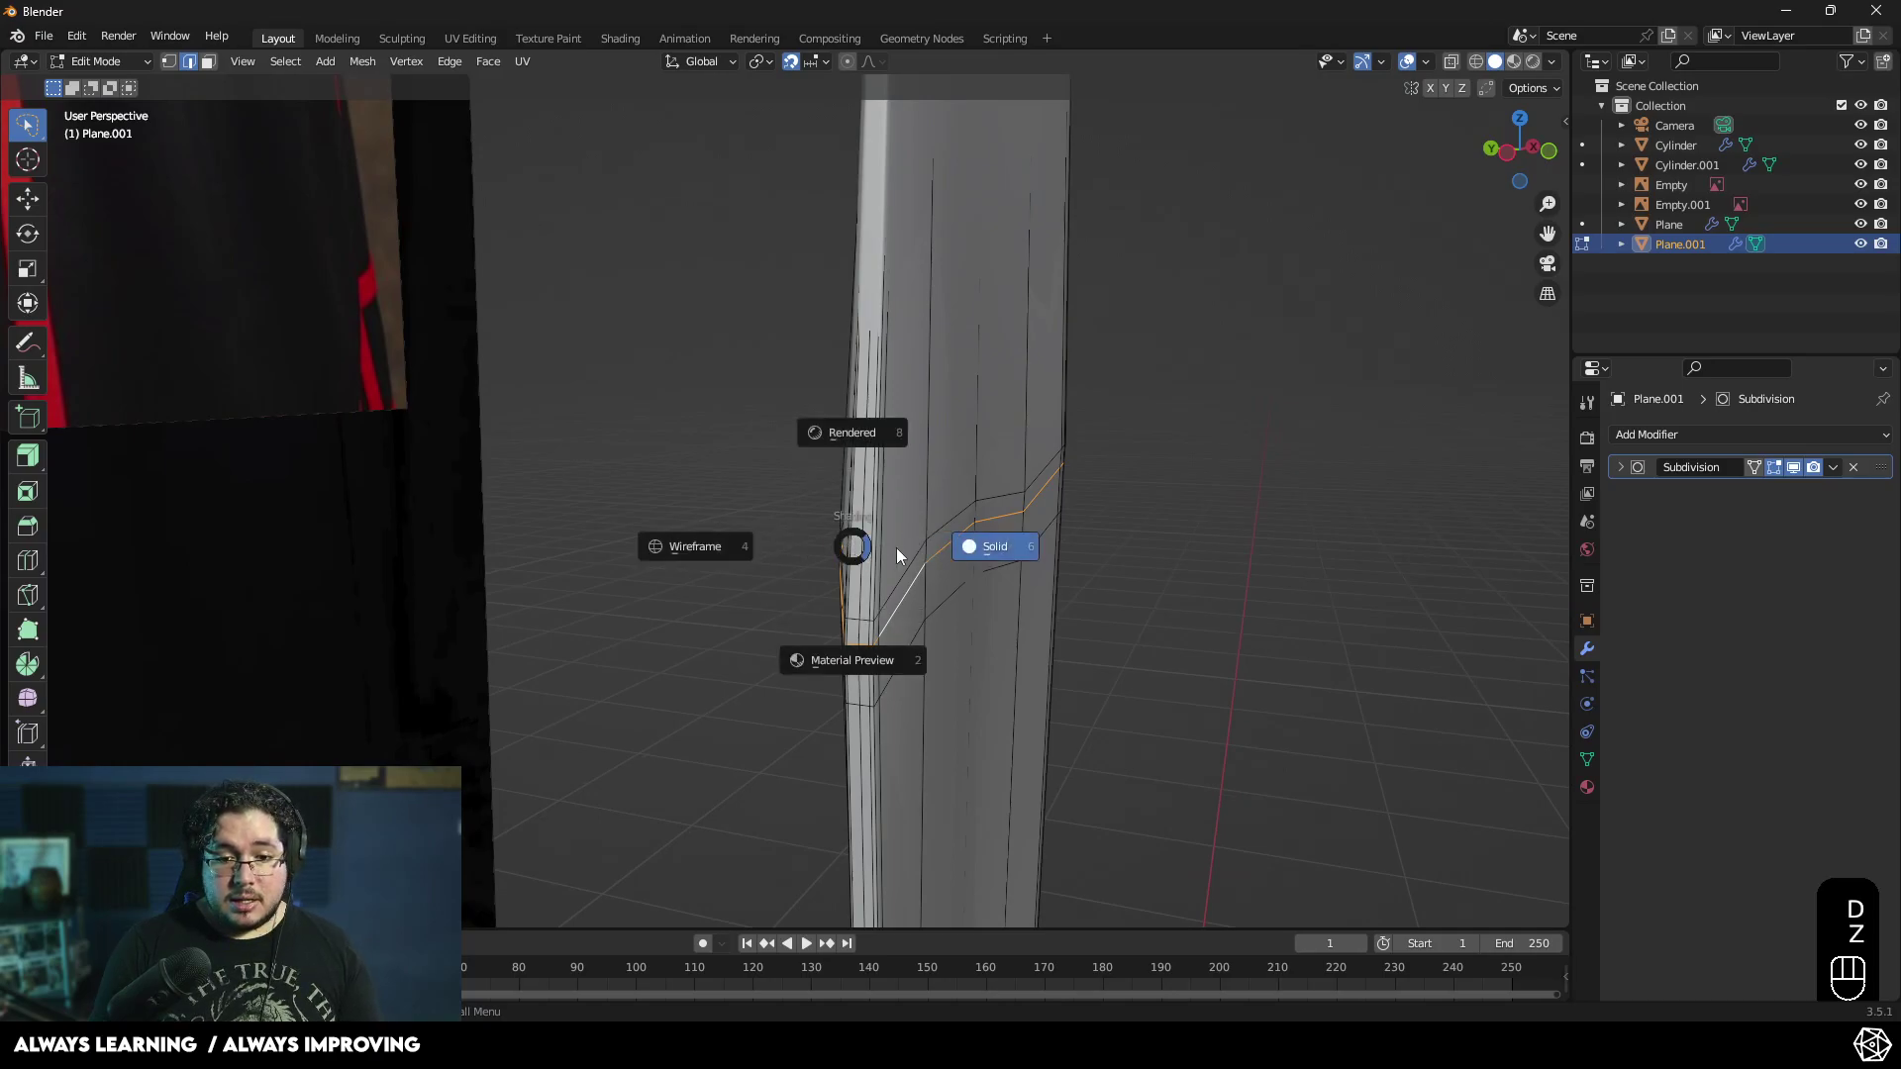
key(s)
key(y)
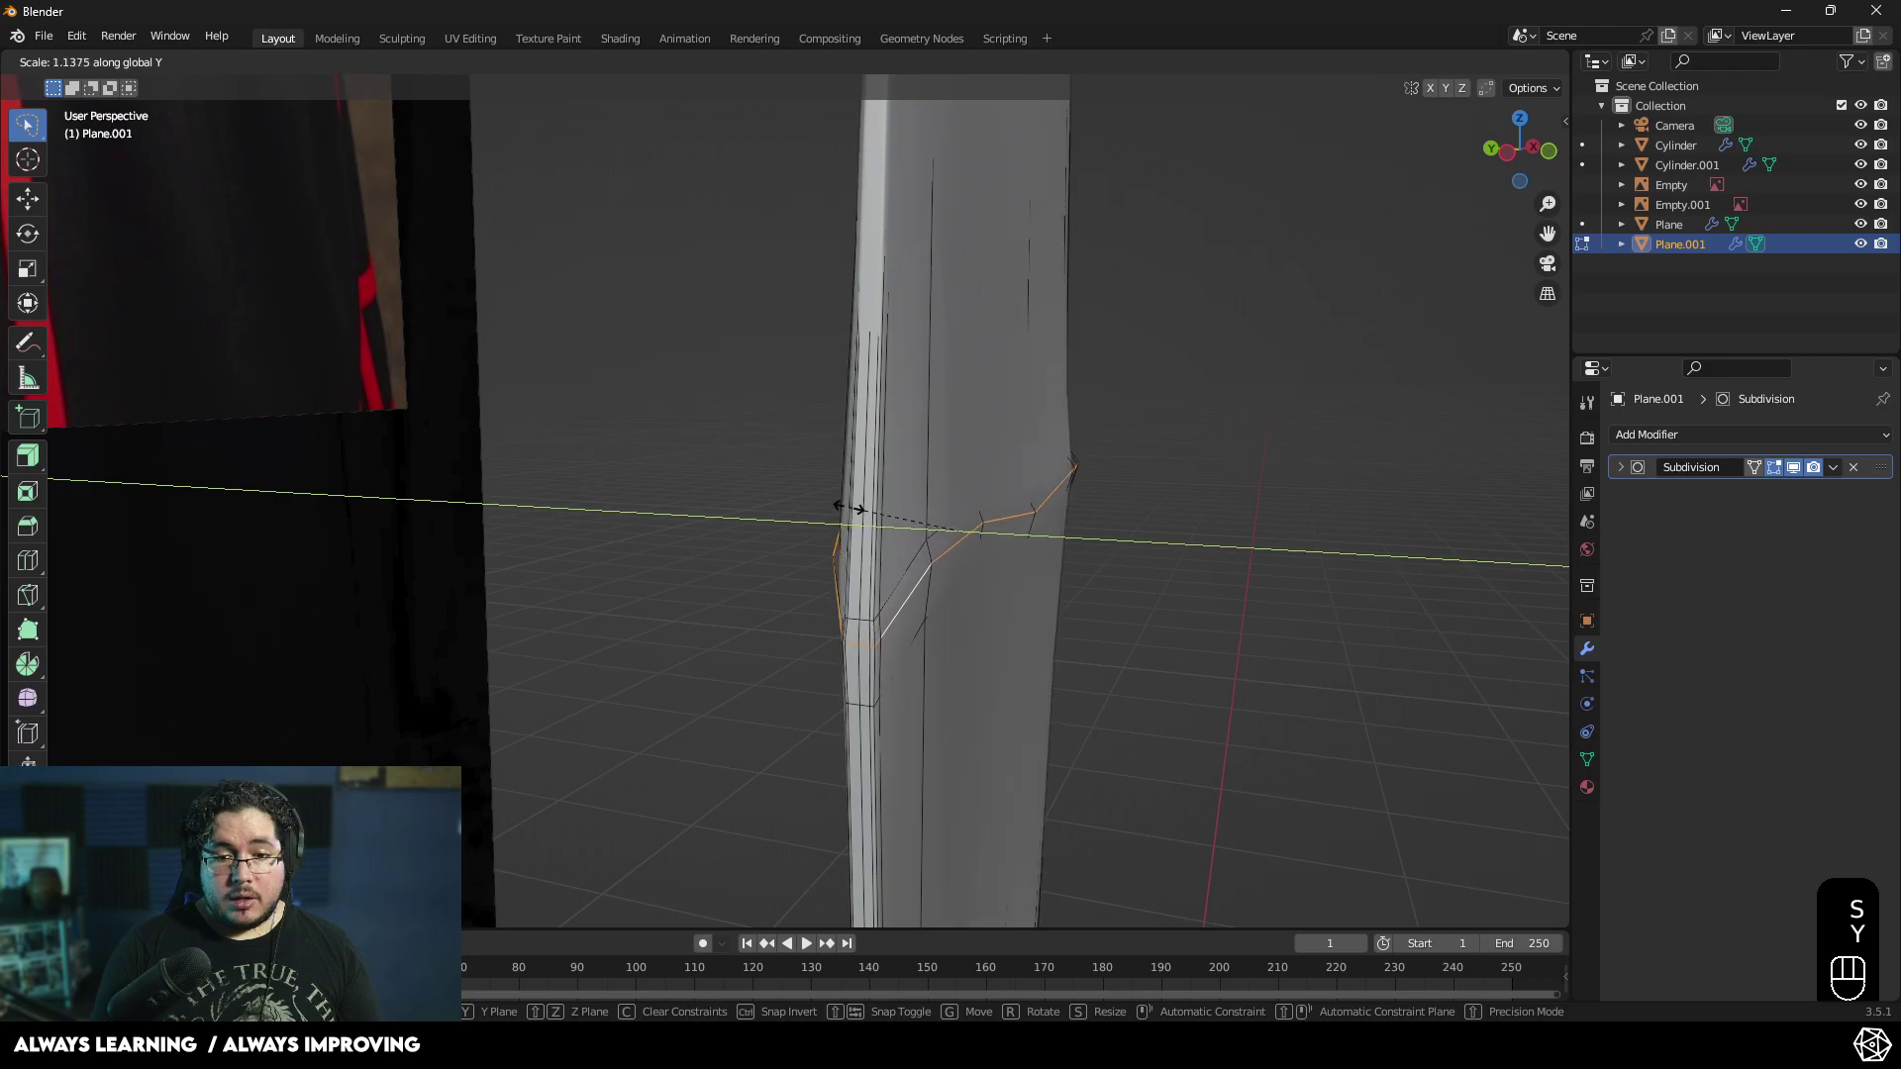
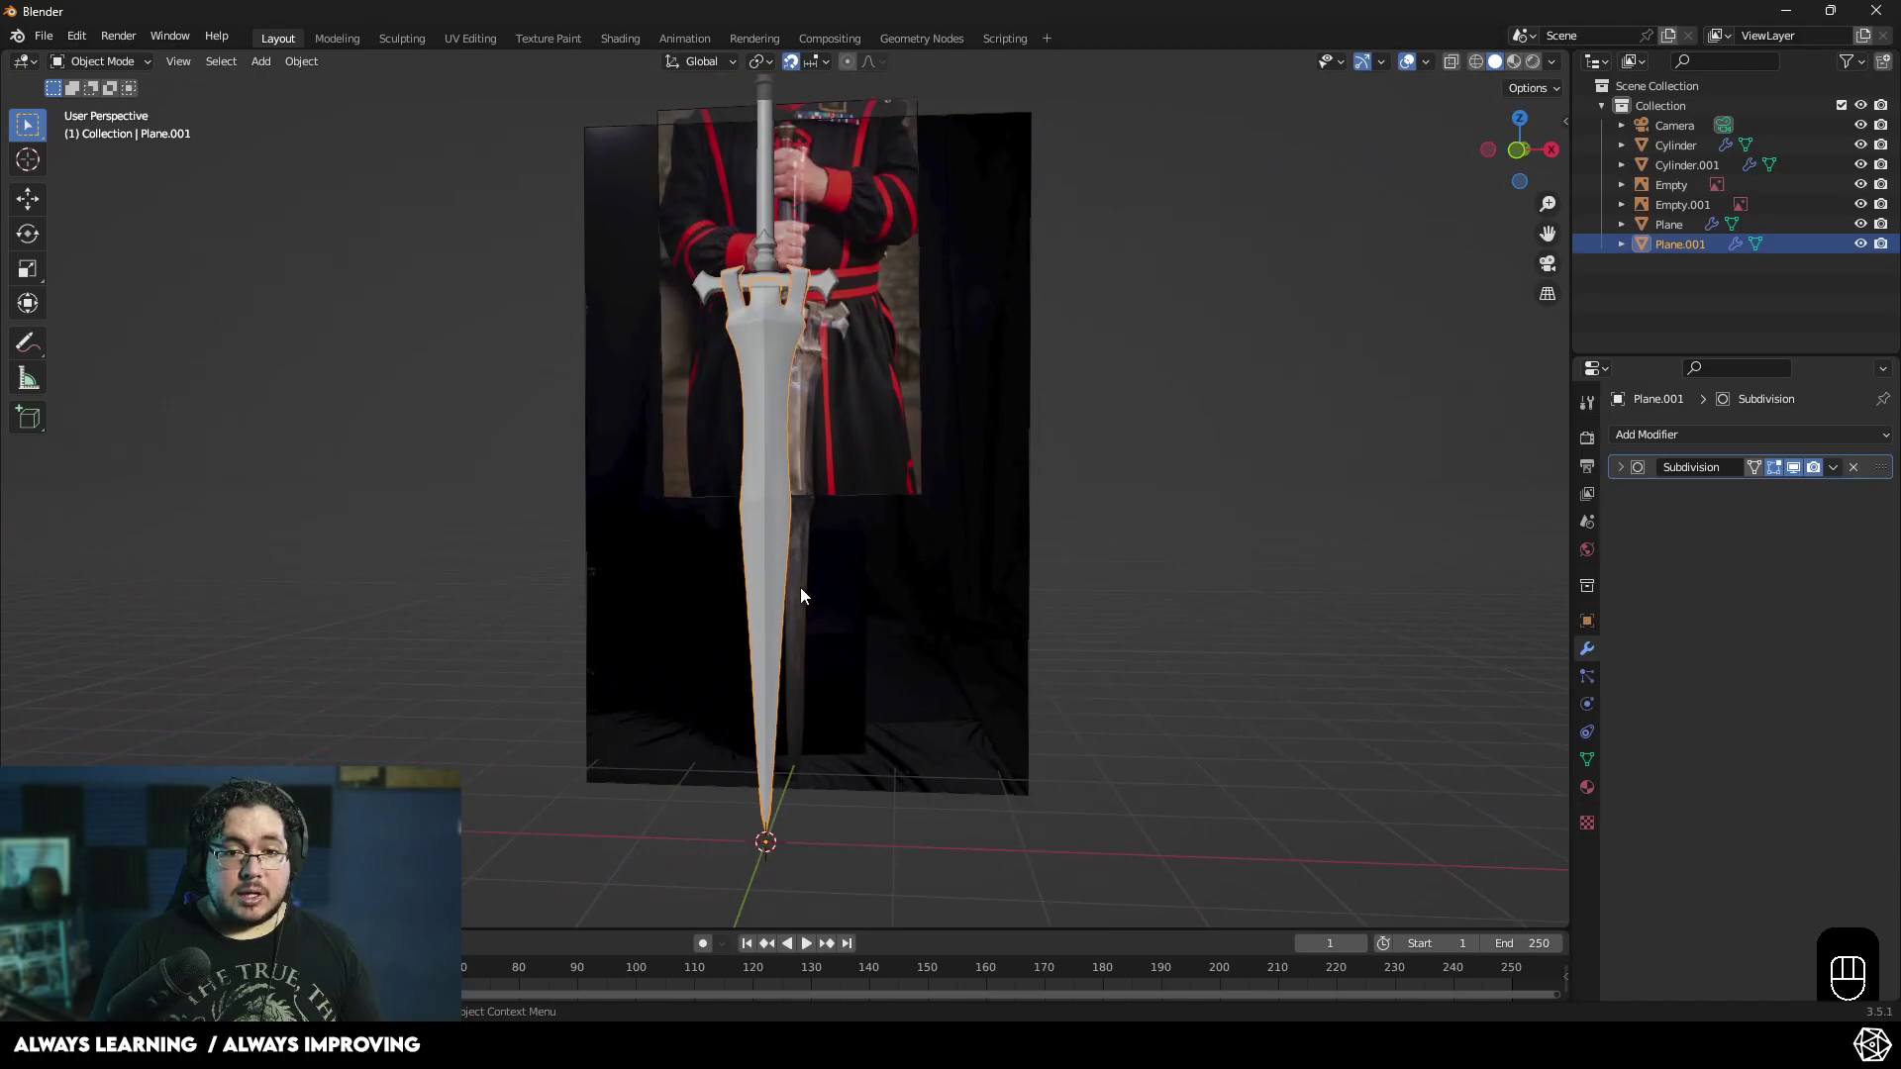
drag(846, 631, 963, 646)
click(1034, 613)
- Check the sword from another angle and bring up the file browser to save the scene
middle_click(1023, 751)
middle_click(976, 692)
key(ctrl+s)
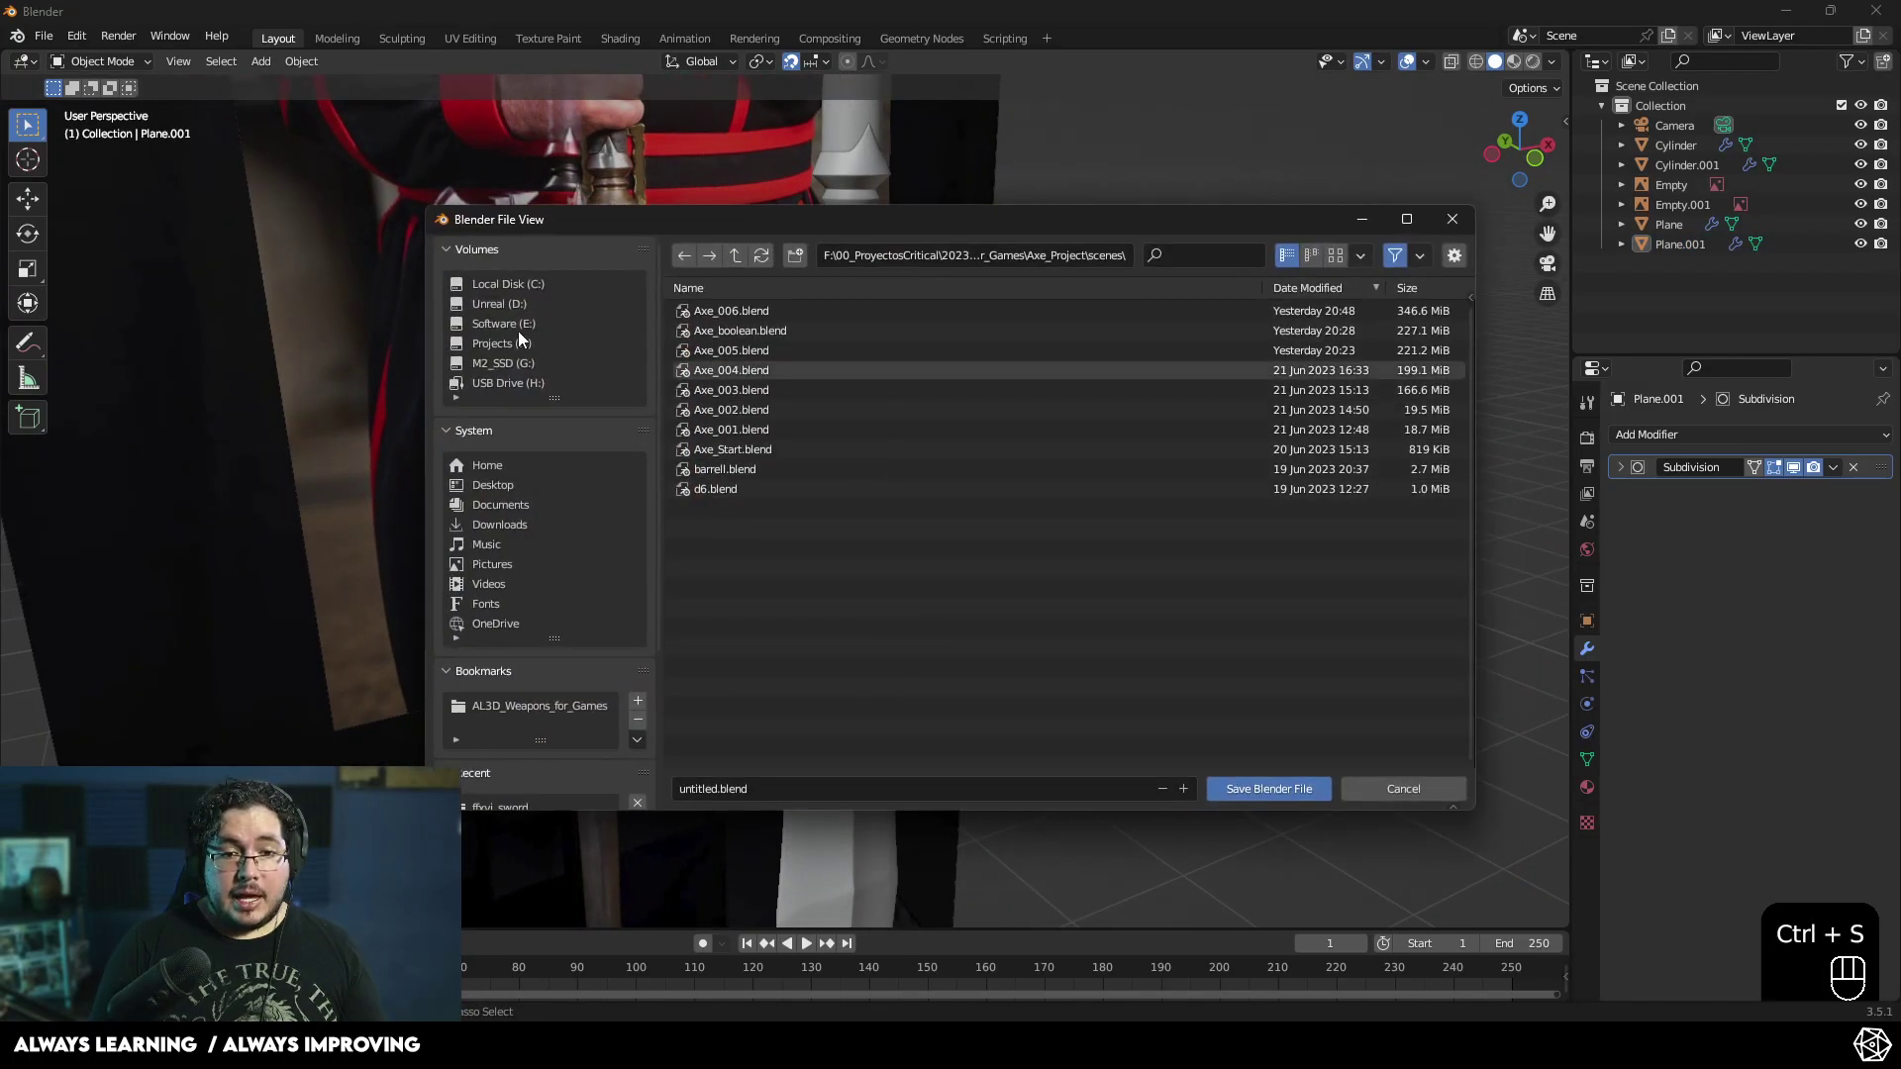
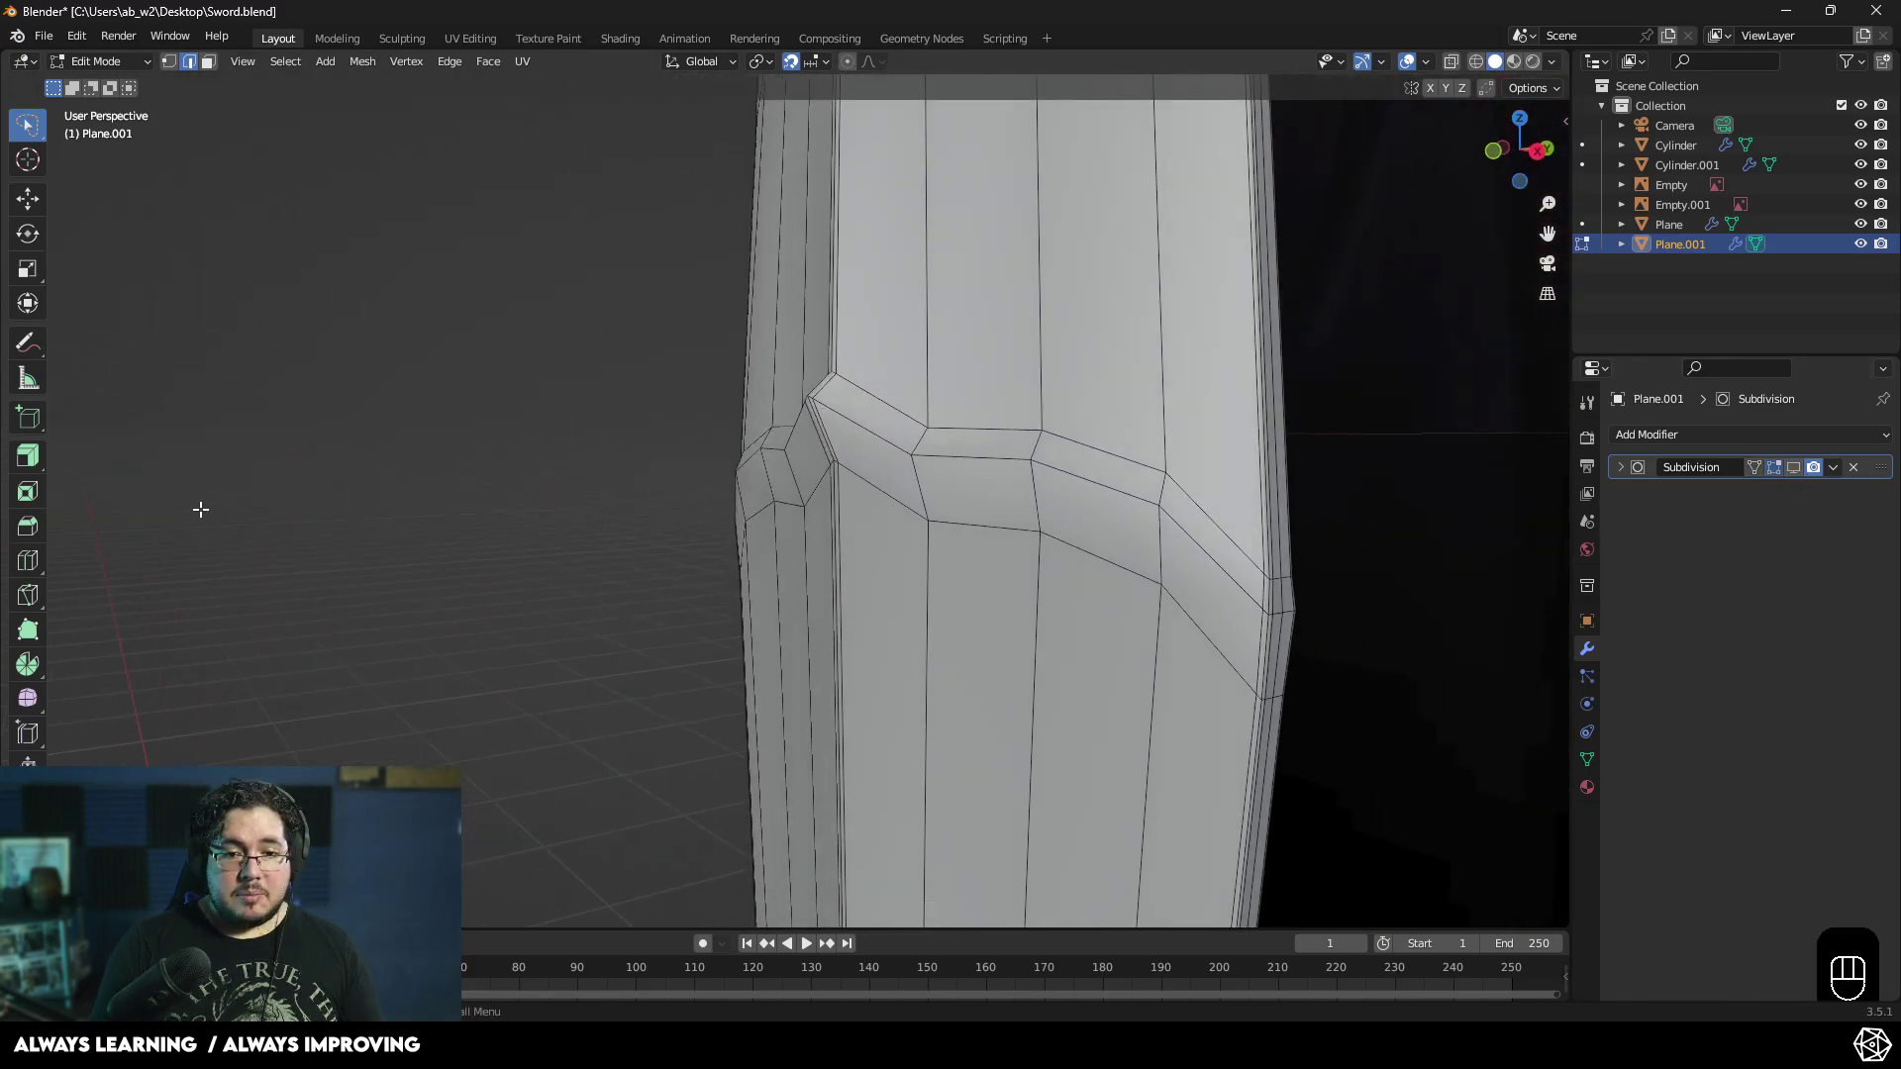
- Bevel the notch edge loops with 1 segment and nudge a vertex along Z from side view
key(2)
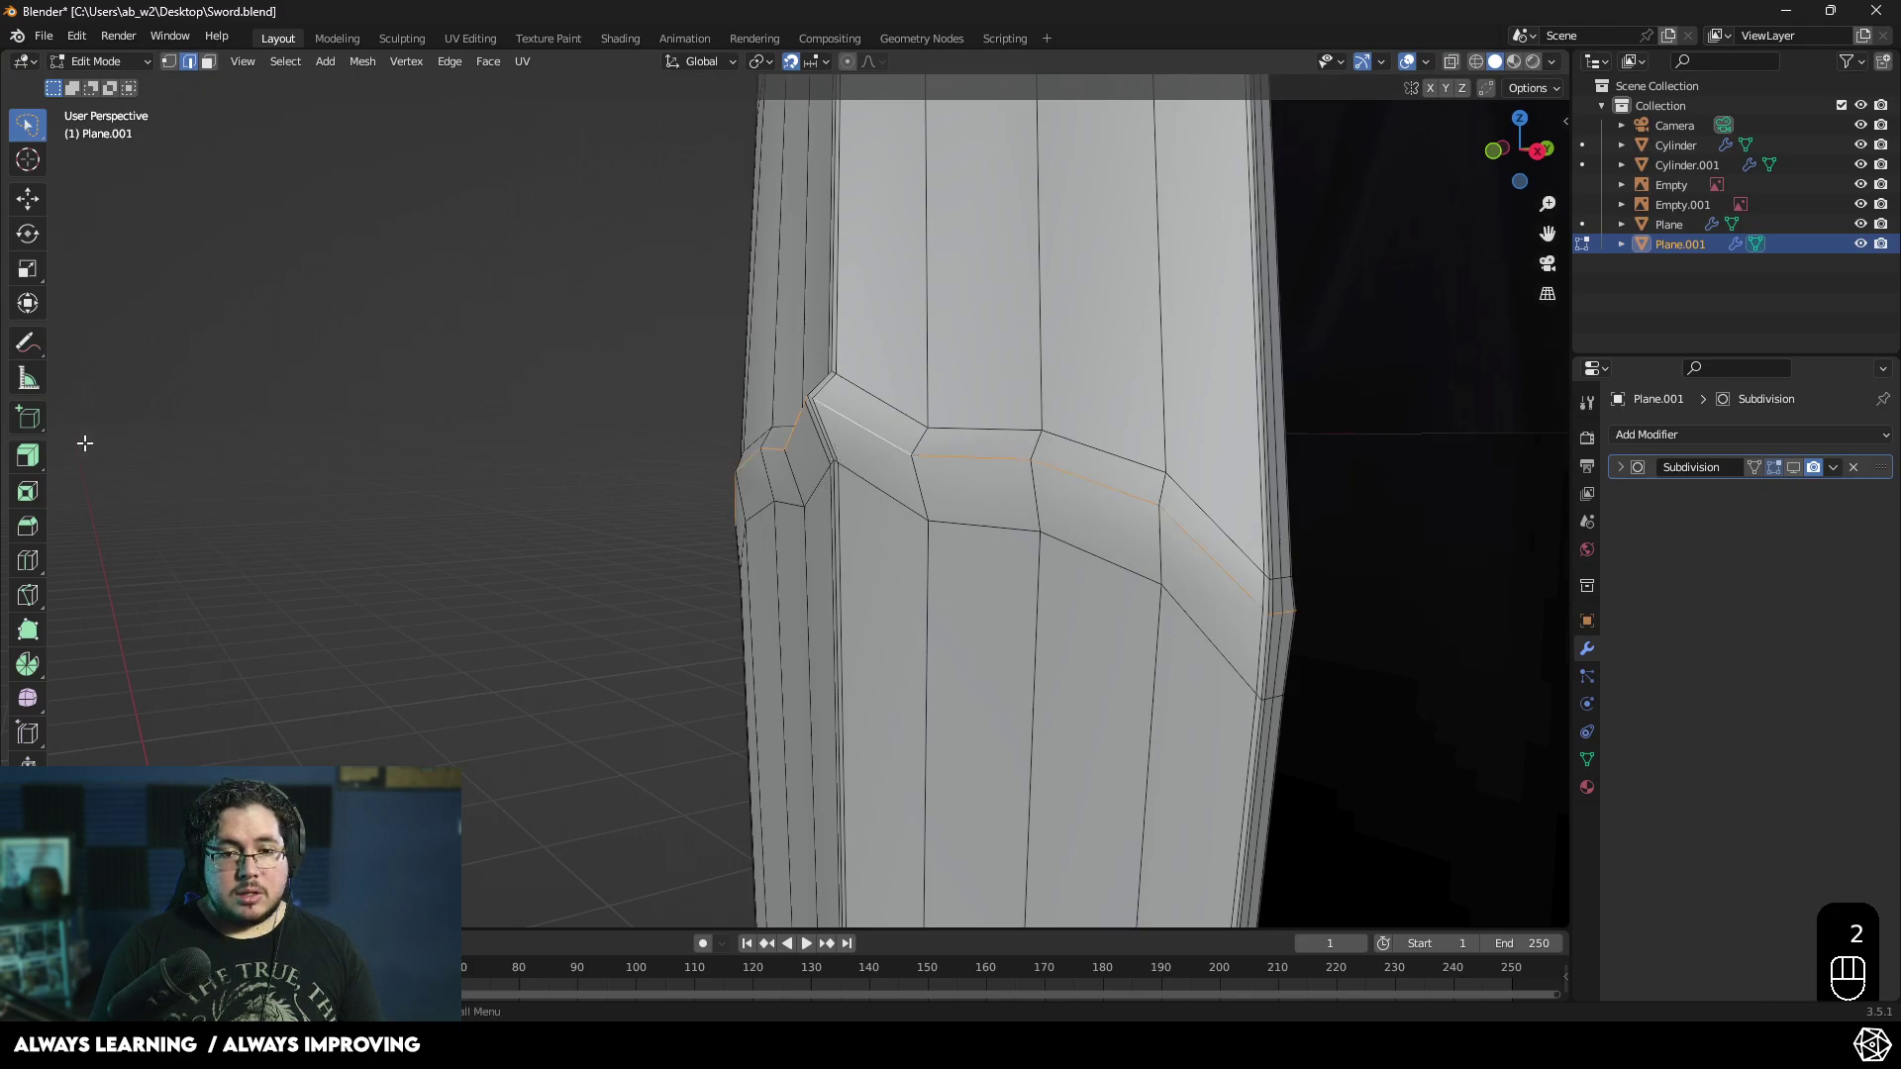
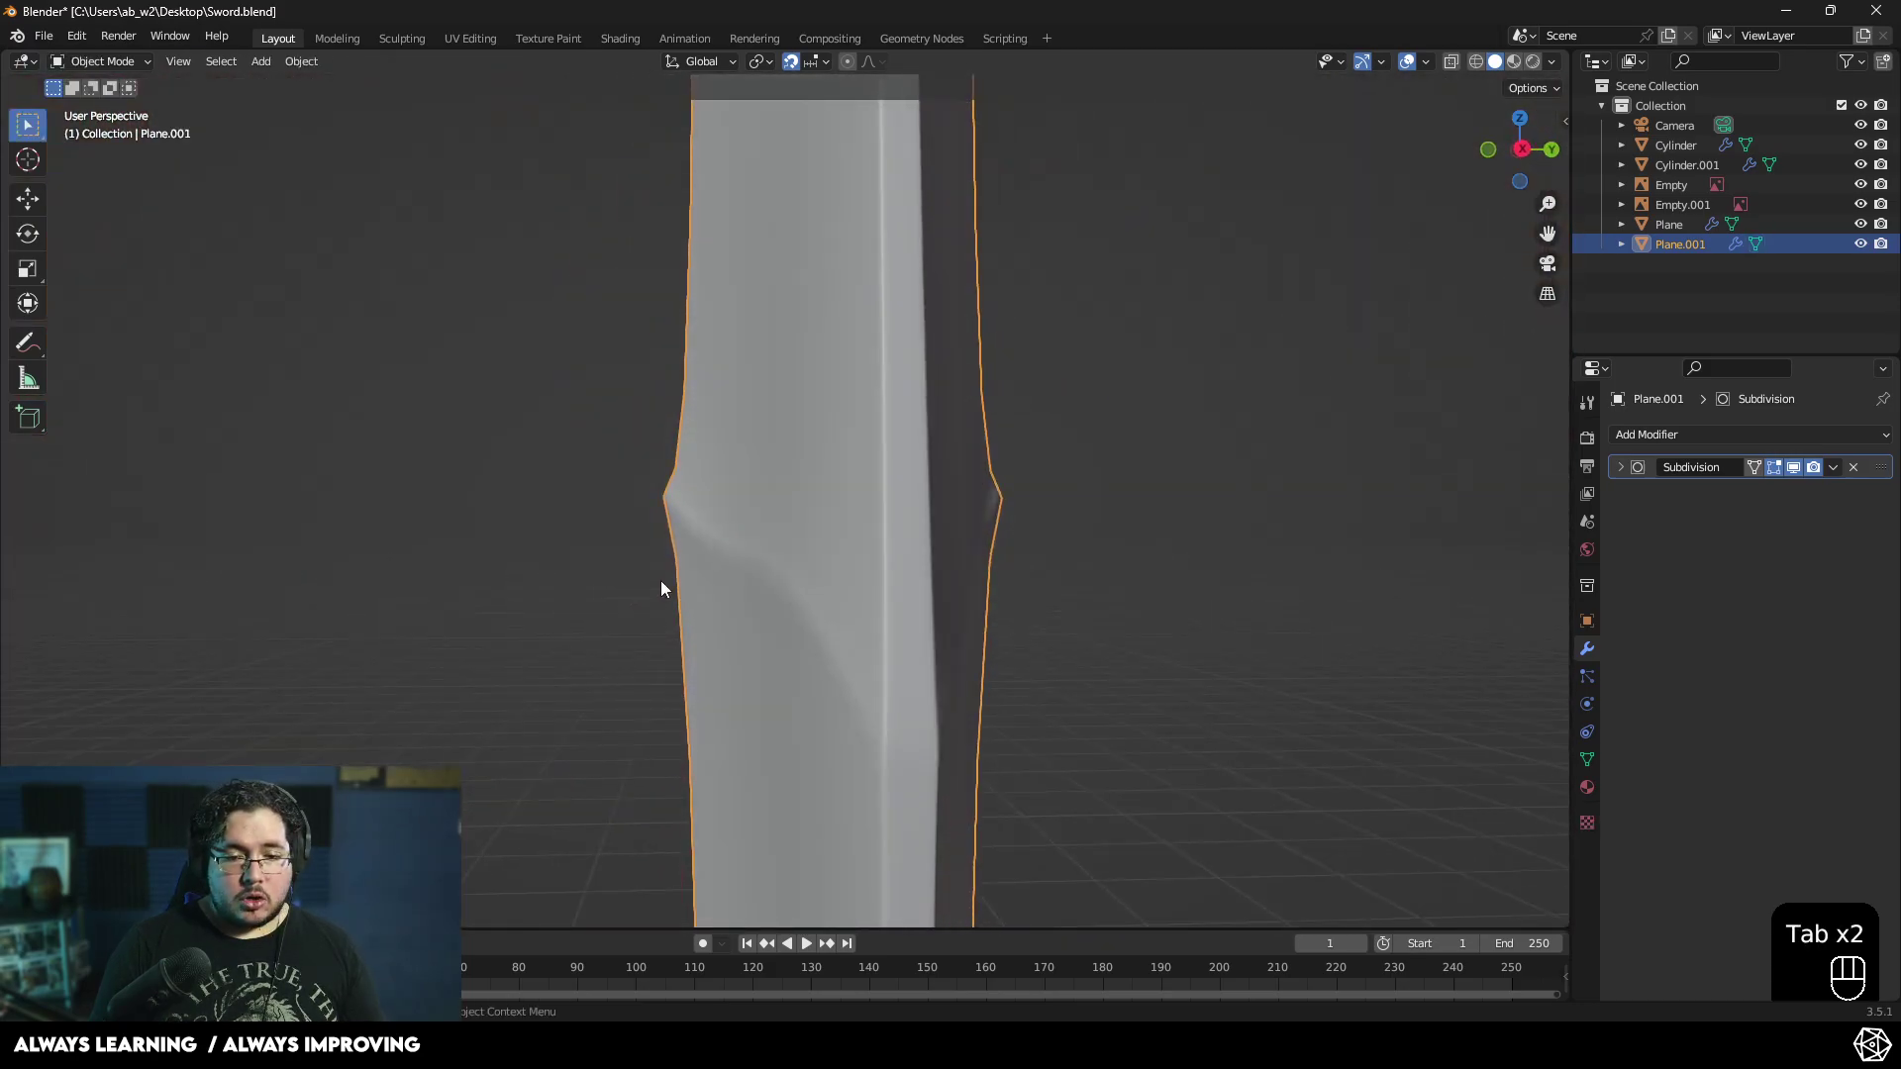
key(KP_3)
key(Tab)
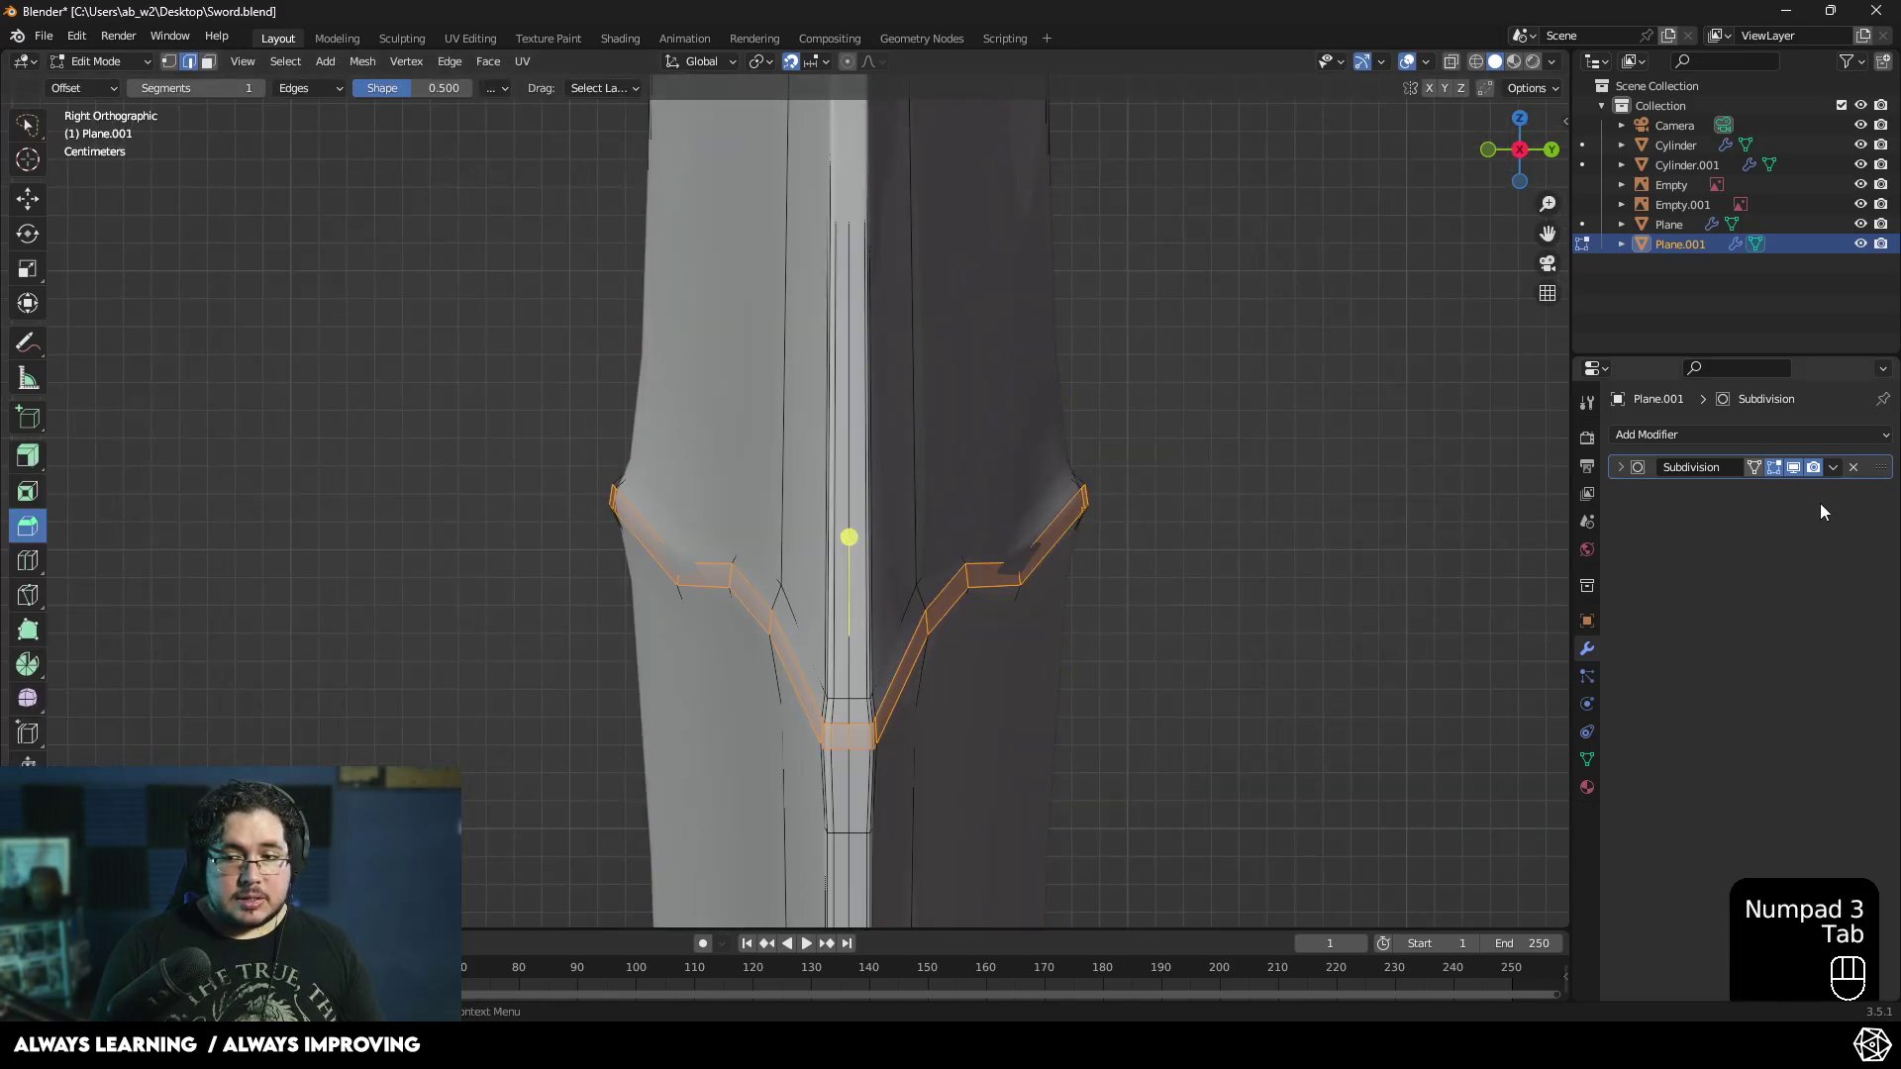
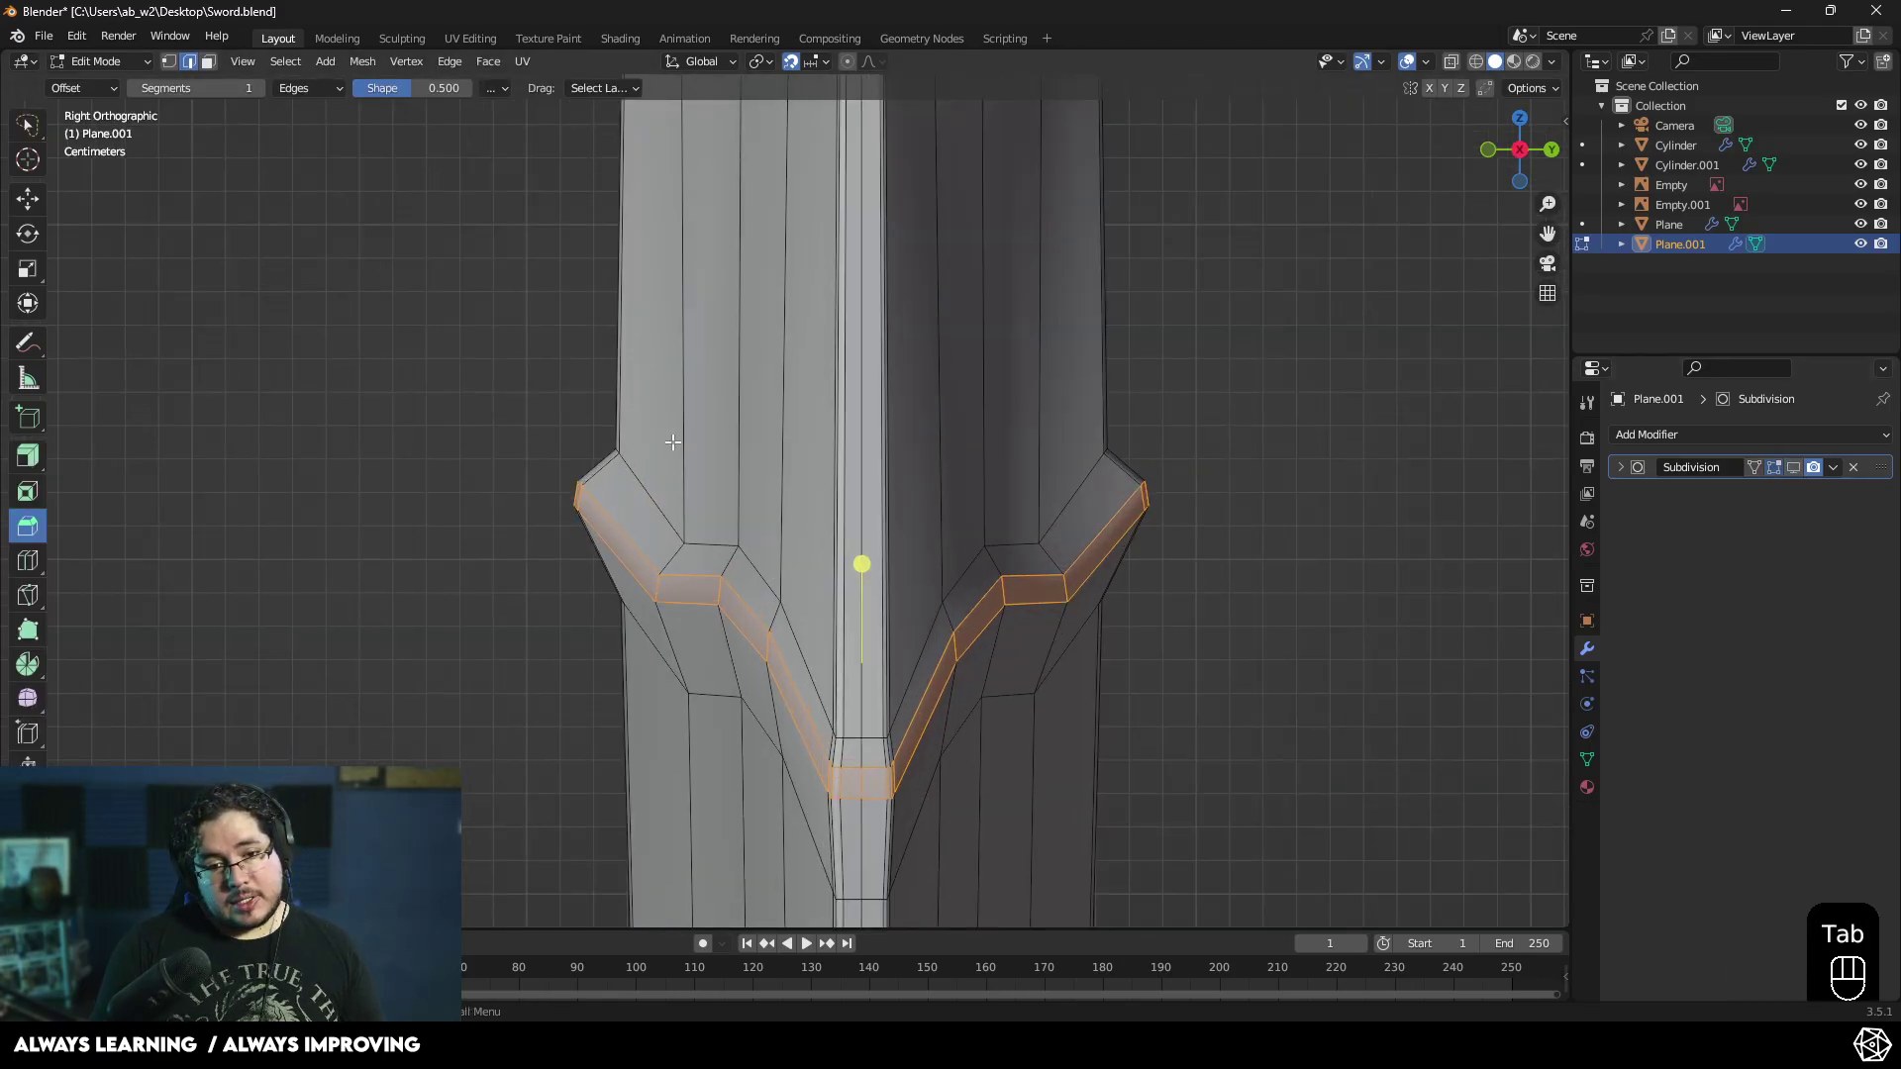
key(2)
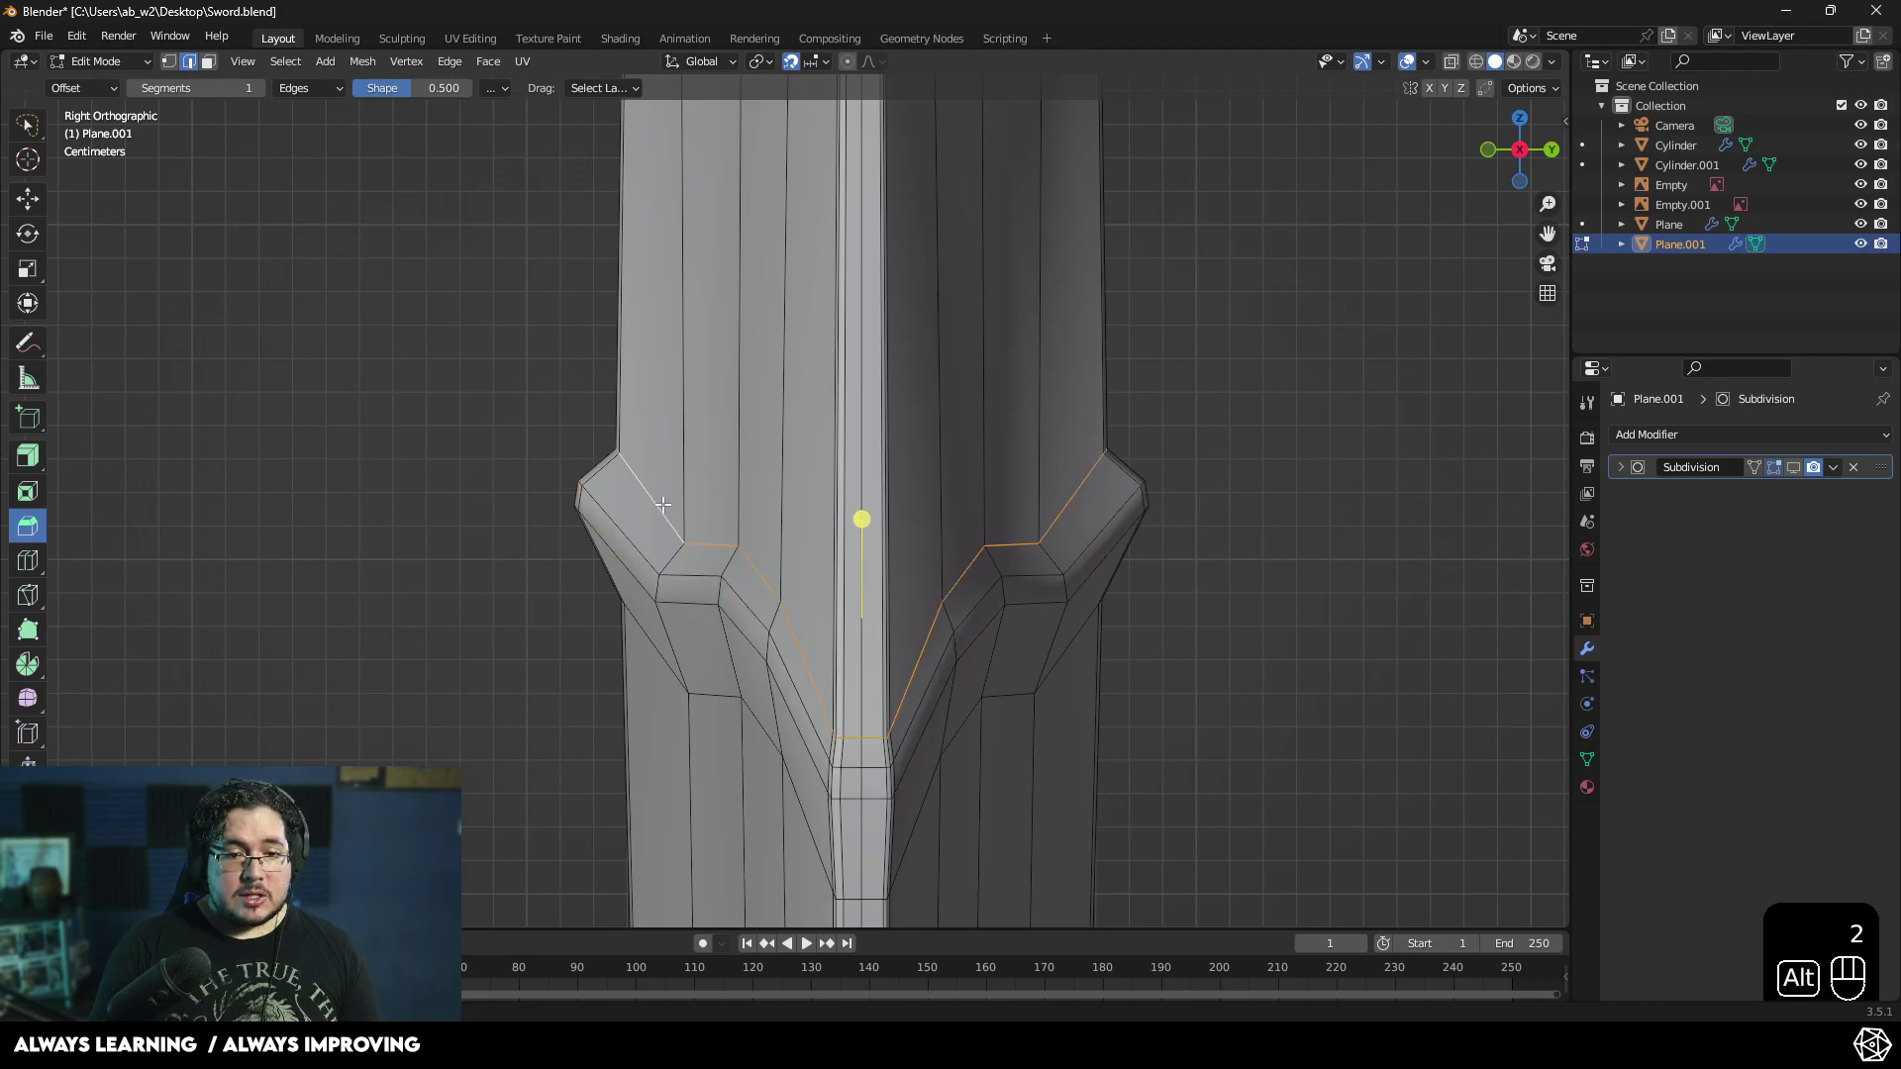
key(g)
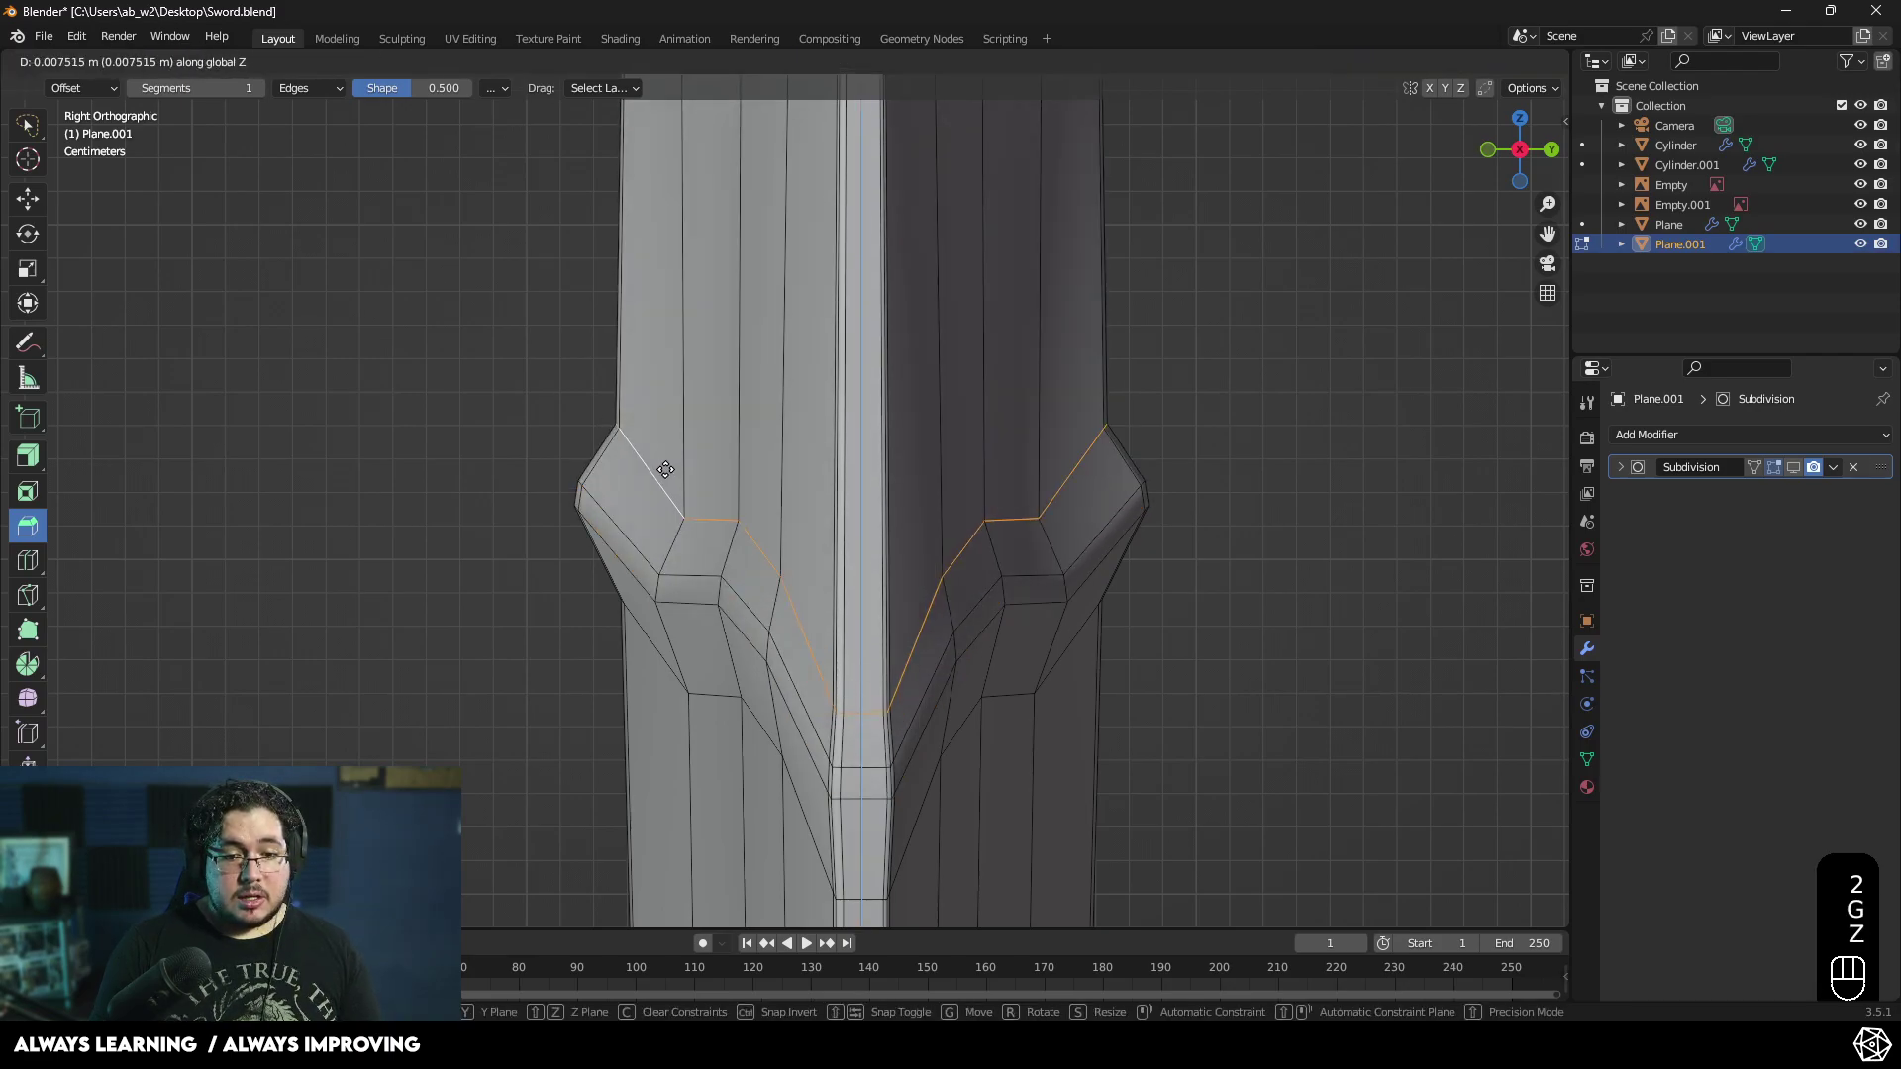
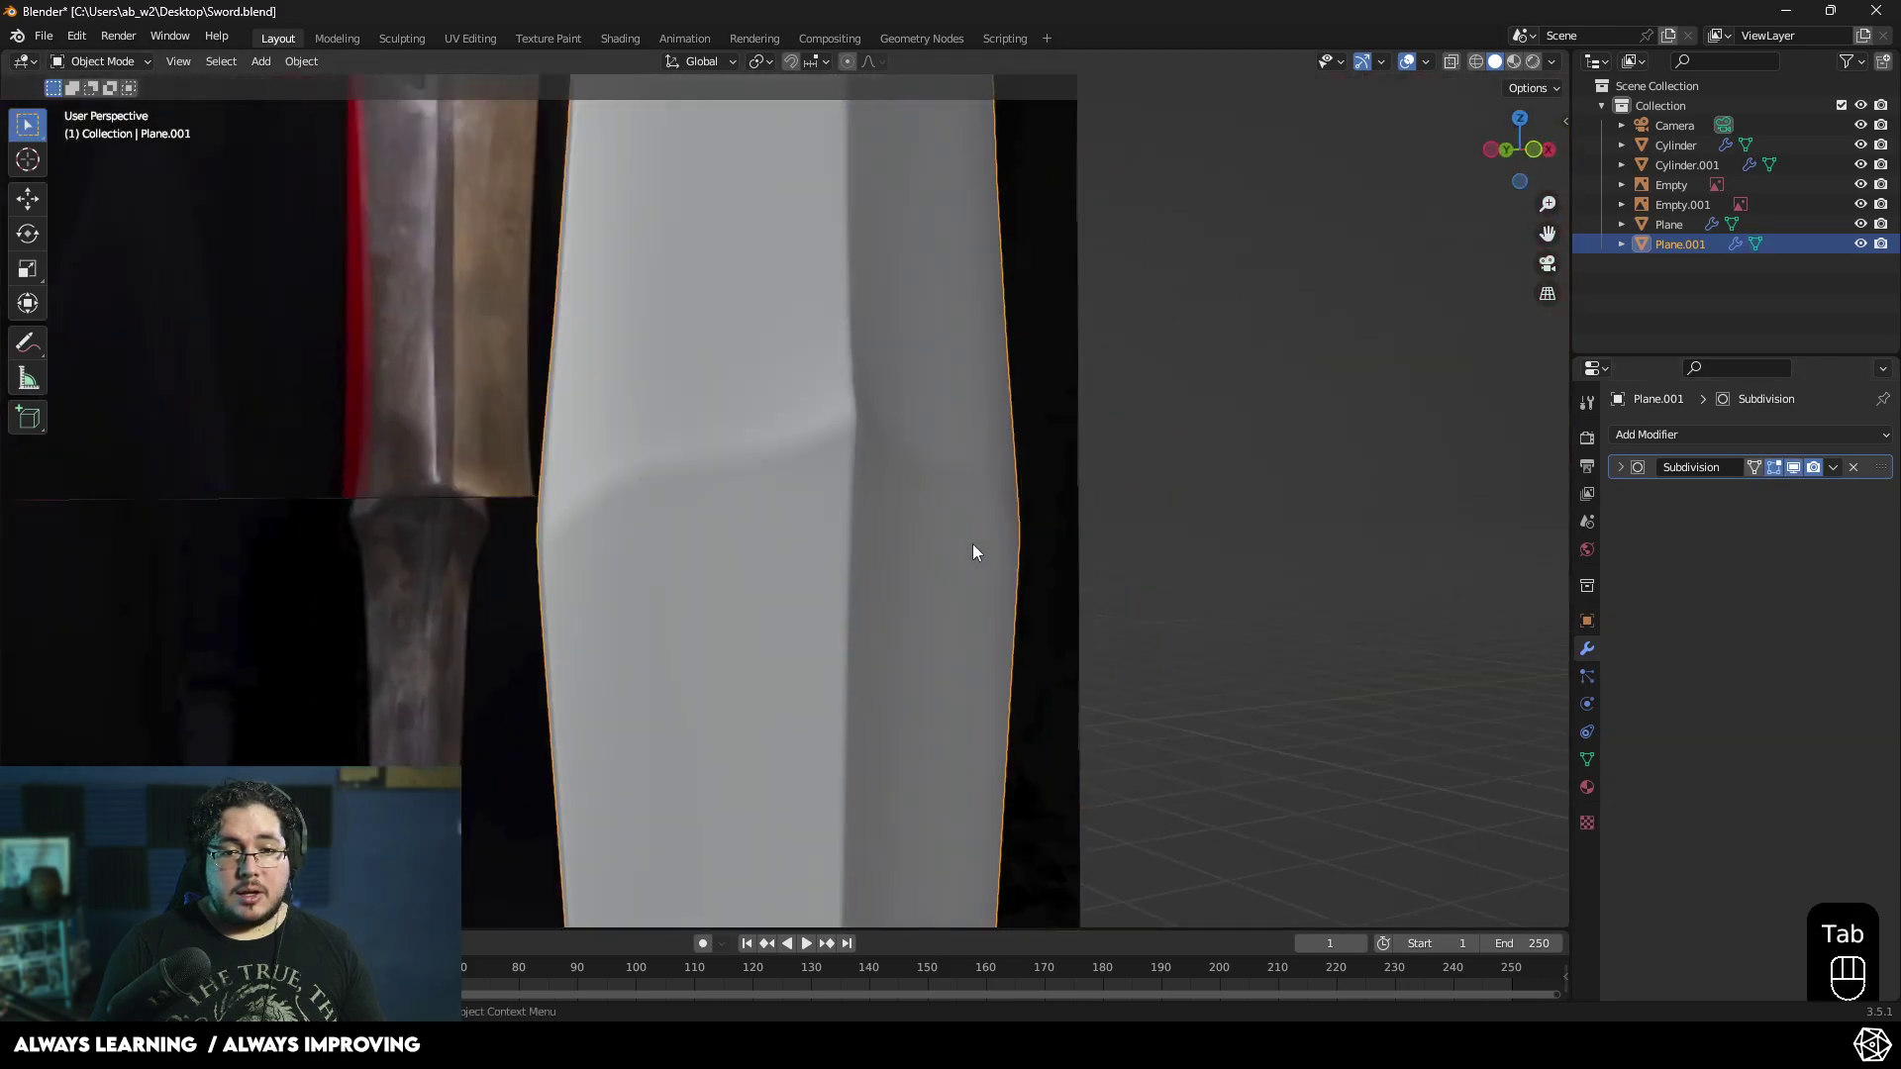
drag(854, 566, 926, 547)
click(845, 521)
key(Tab)
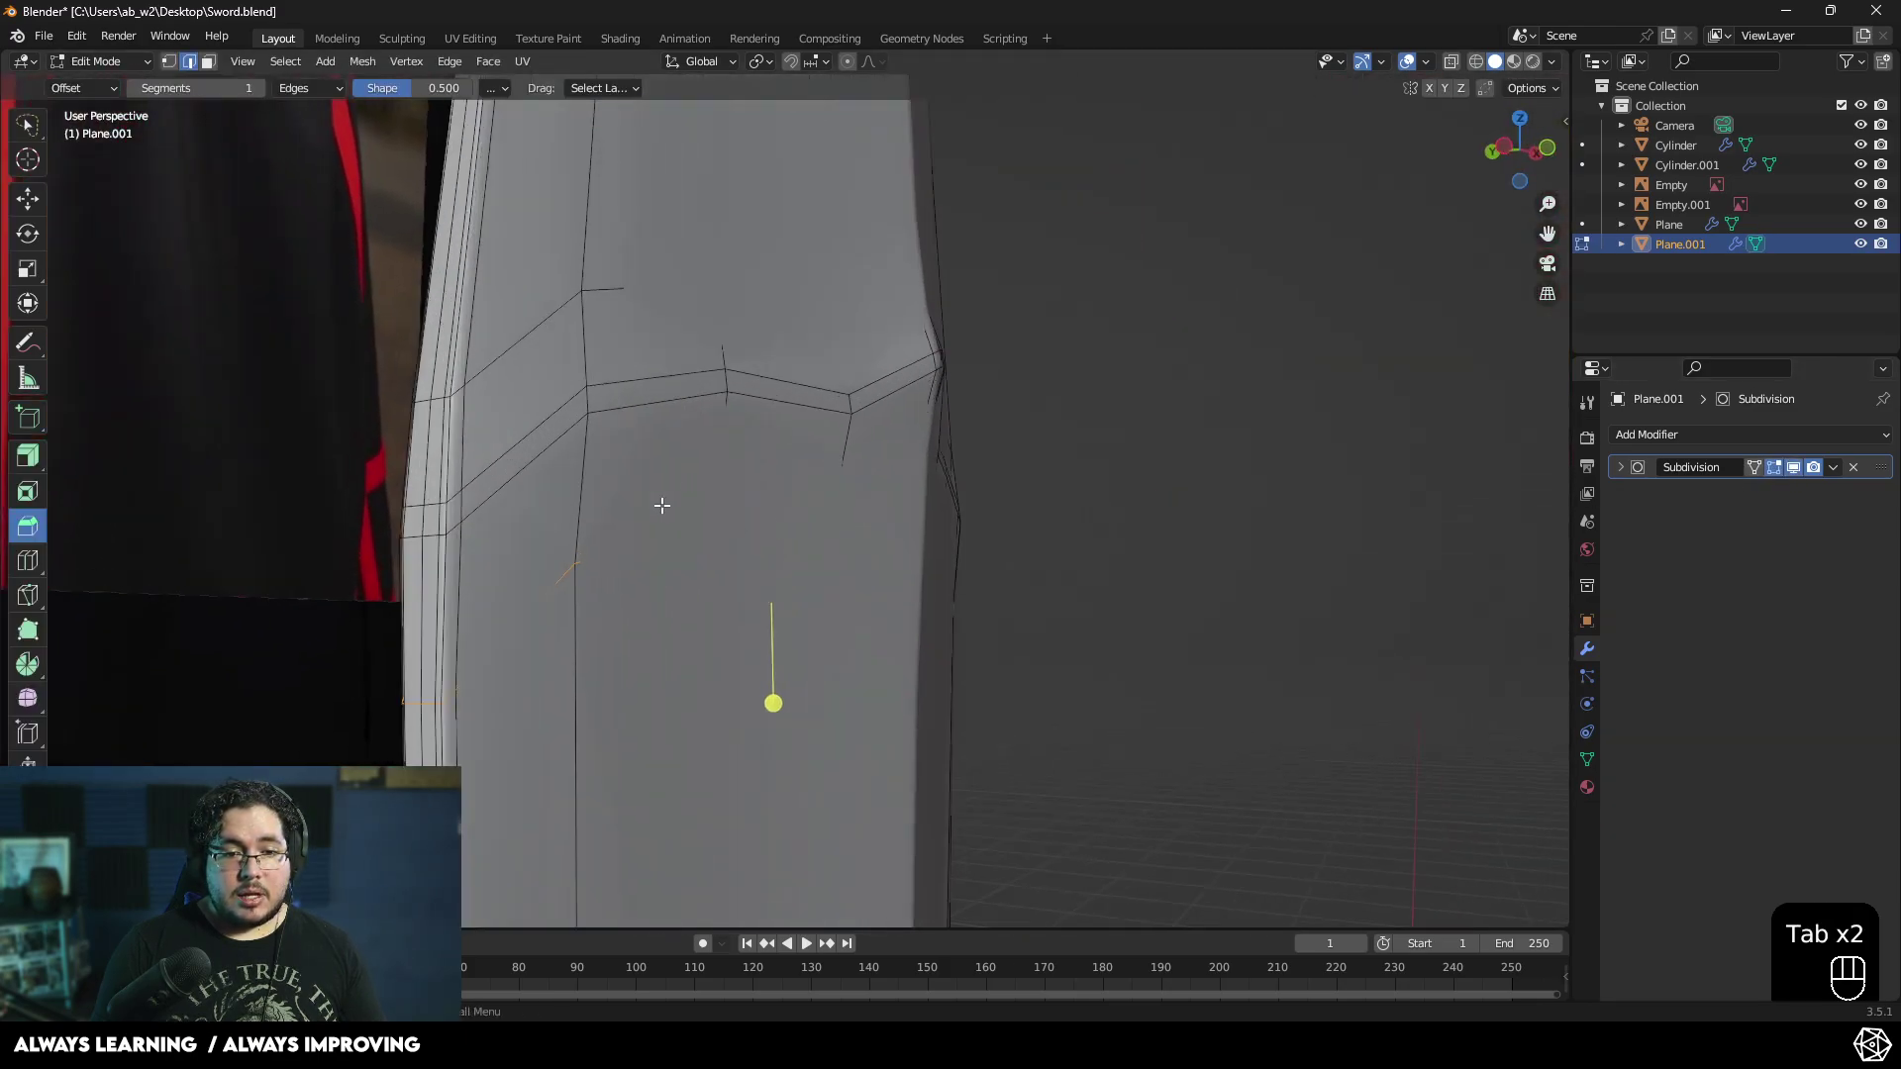
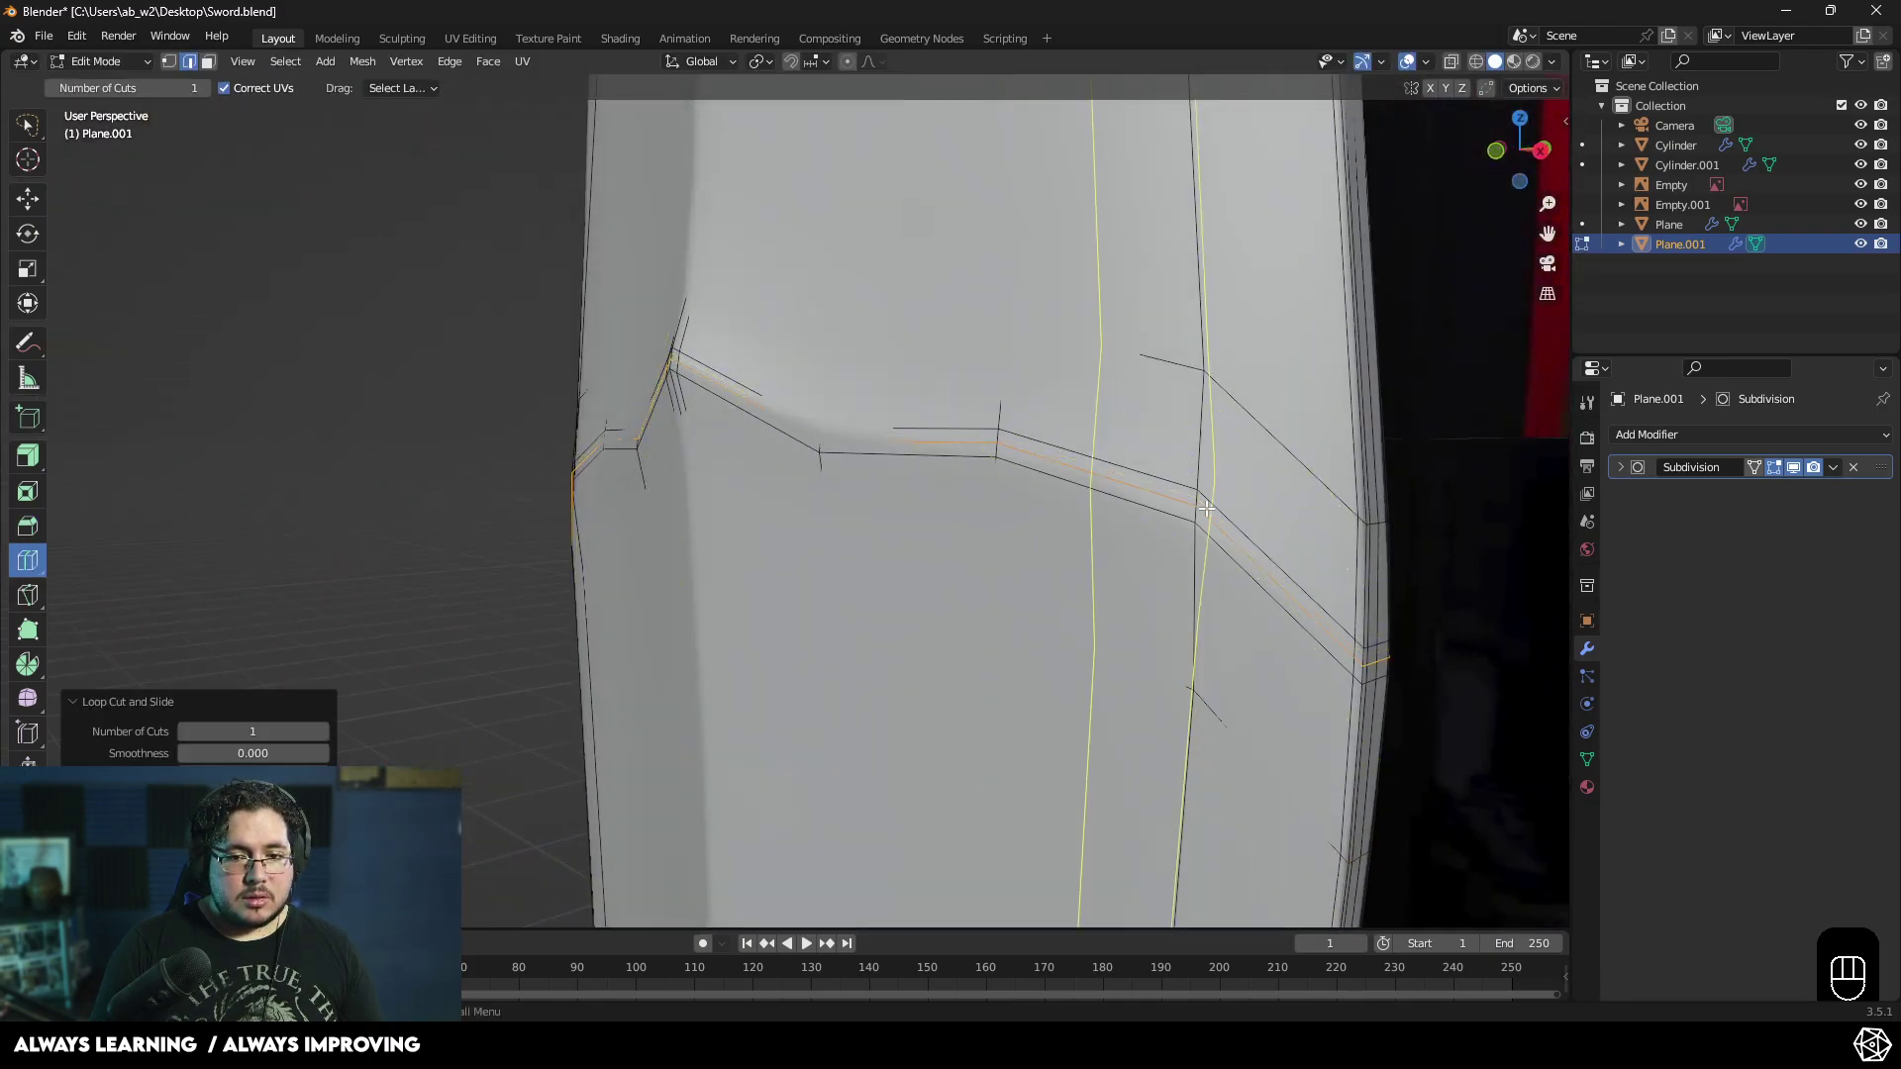
- Add a supporting loop below the notch so it stays sharp, then check the result in object mode
key(Tab)
drag(685, 512, 811, 501)
drag(804, 548, 584, 576)
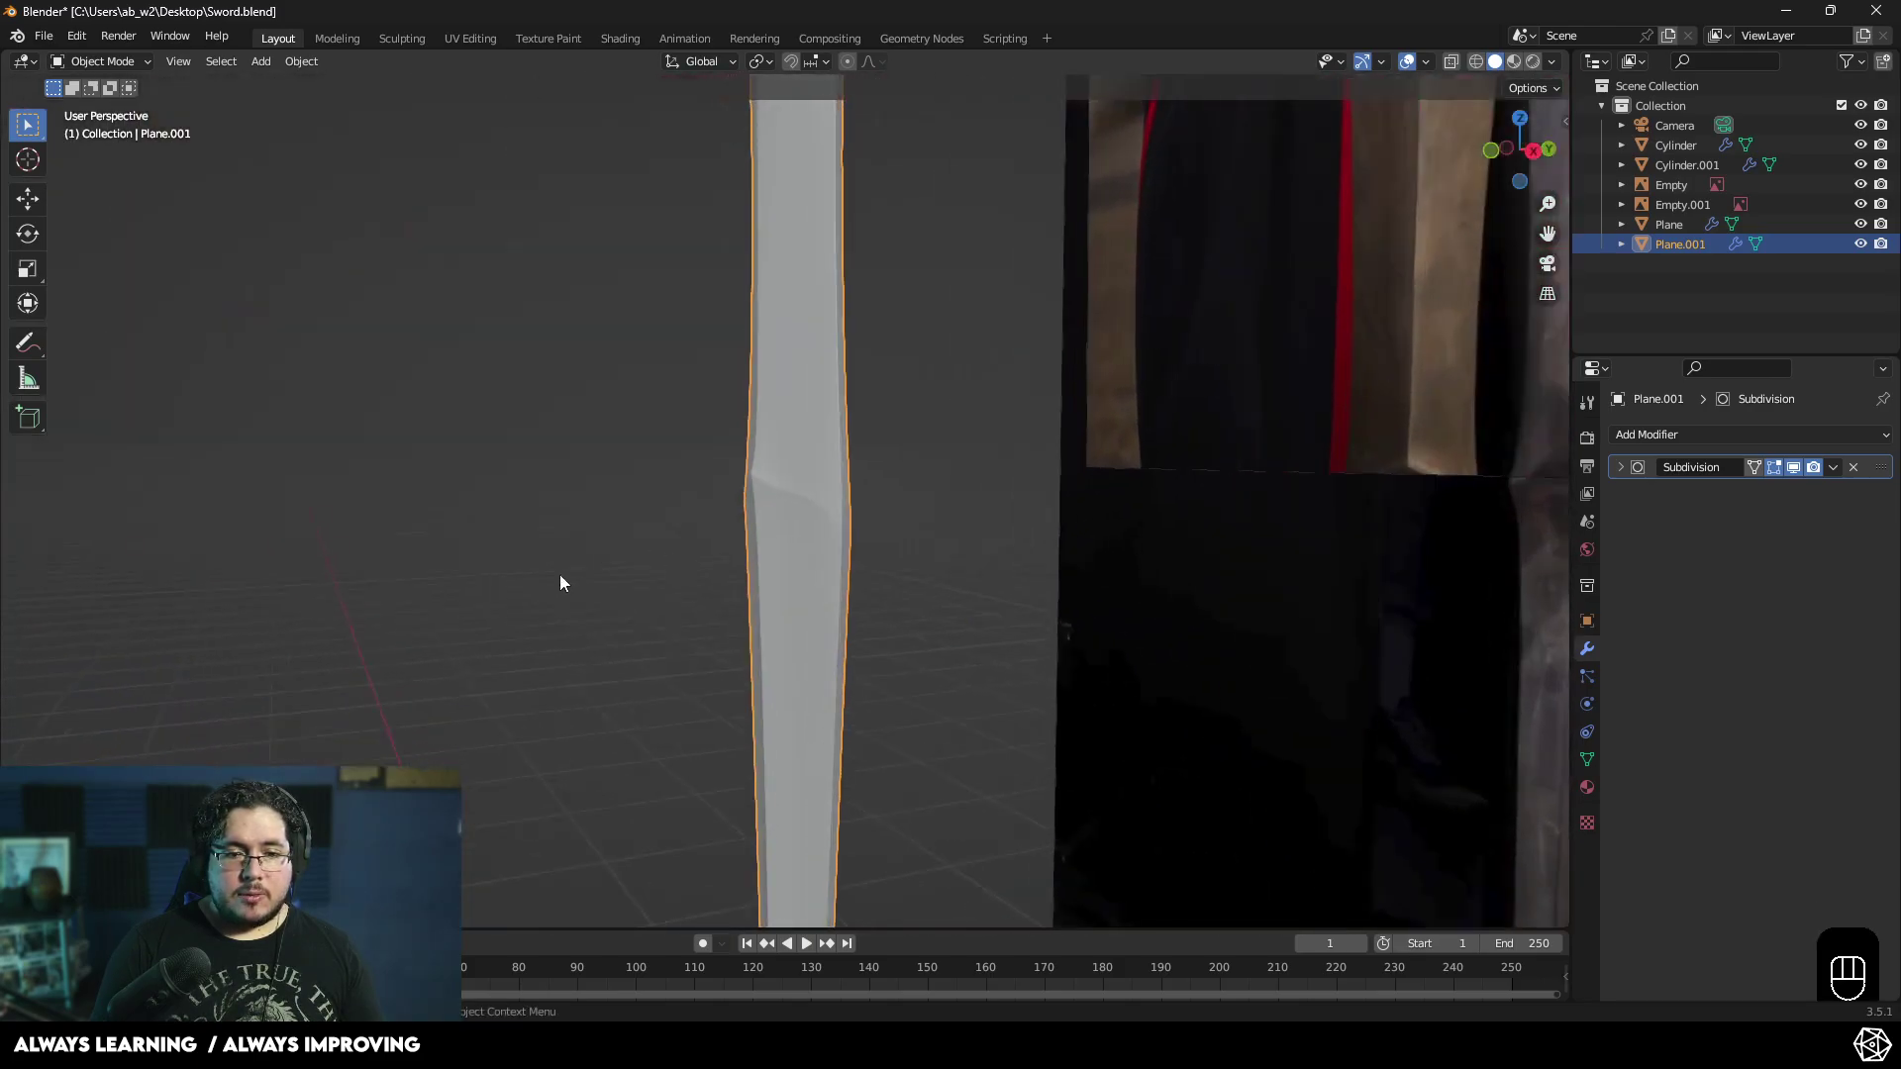
drag(637, 550, 608, 530)
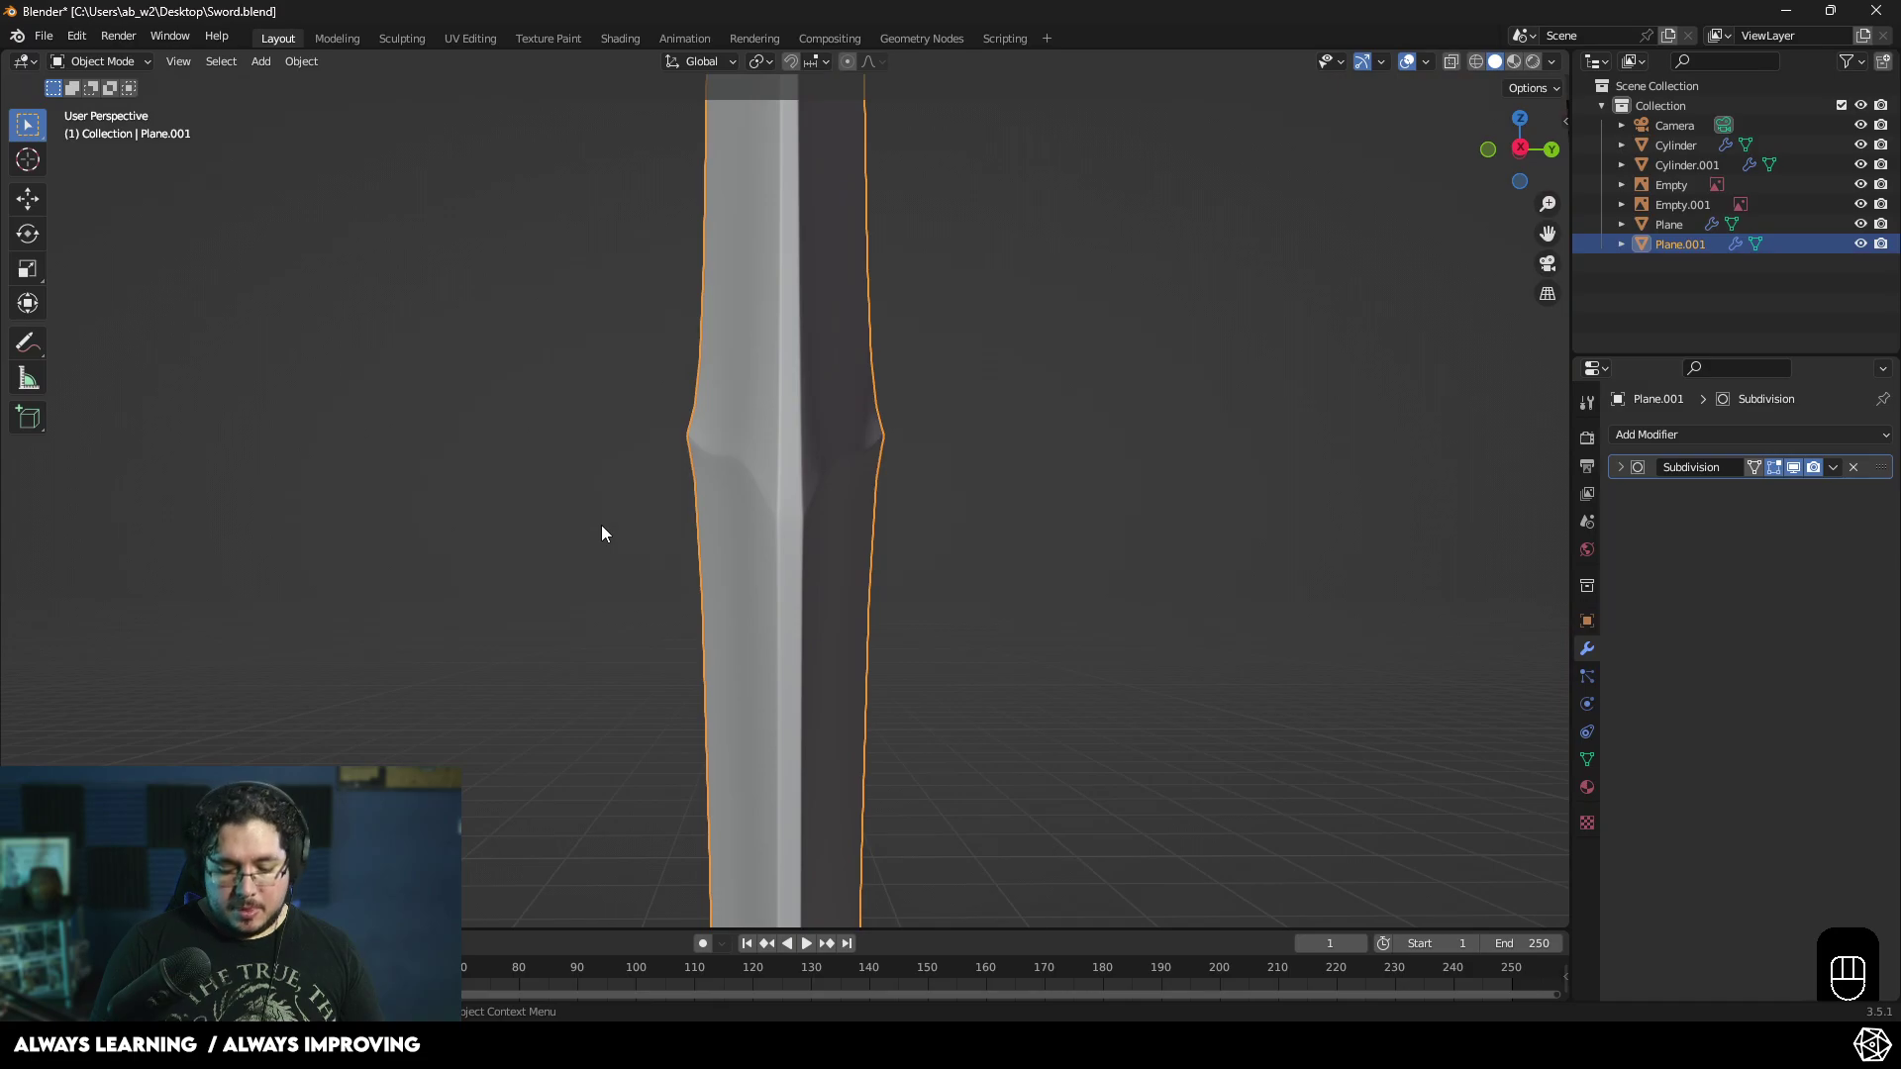
key(KP_3)
key(Tab)
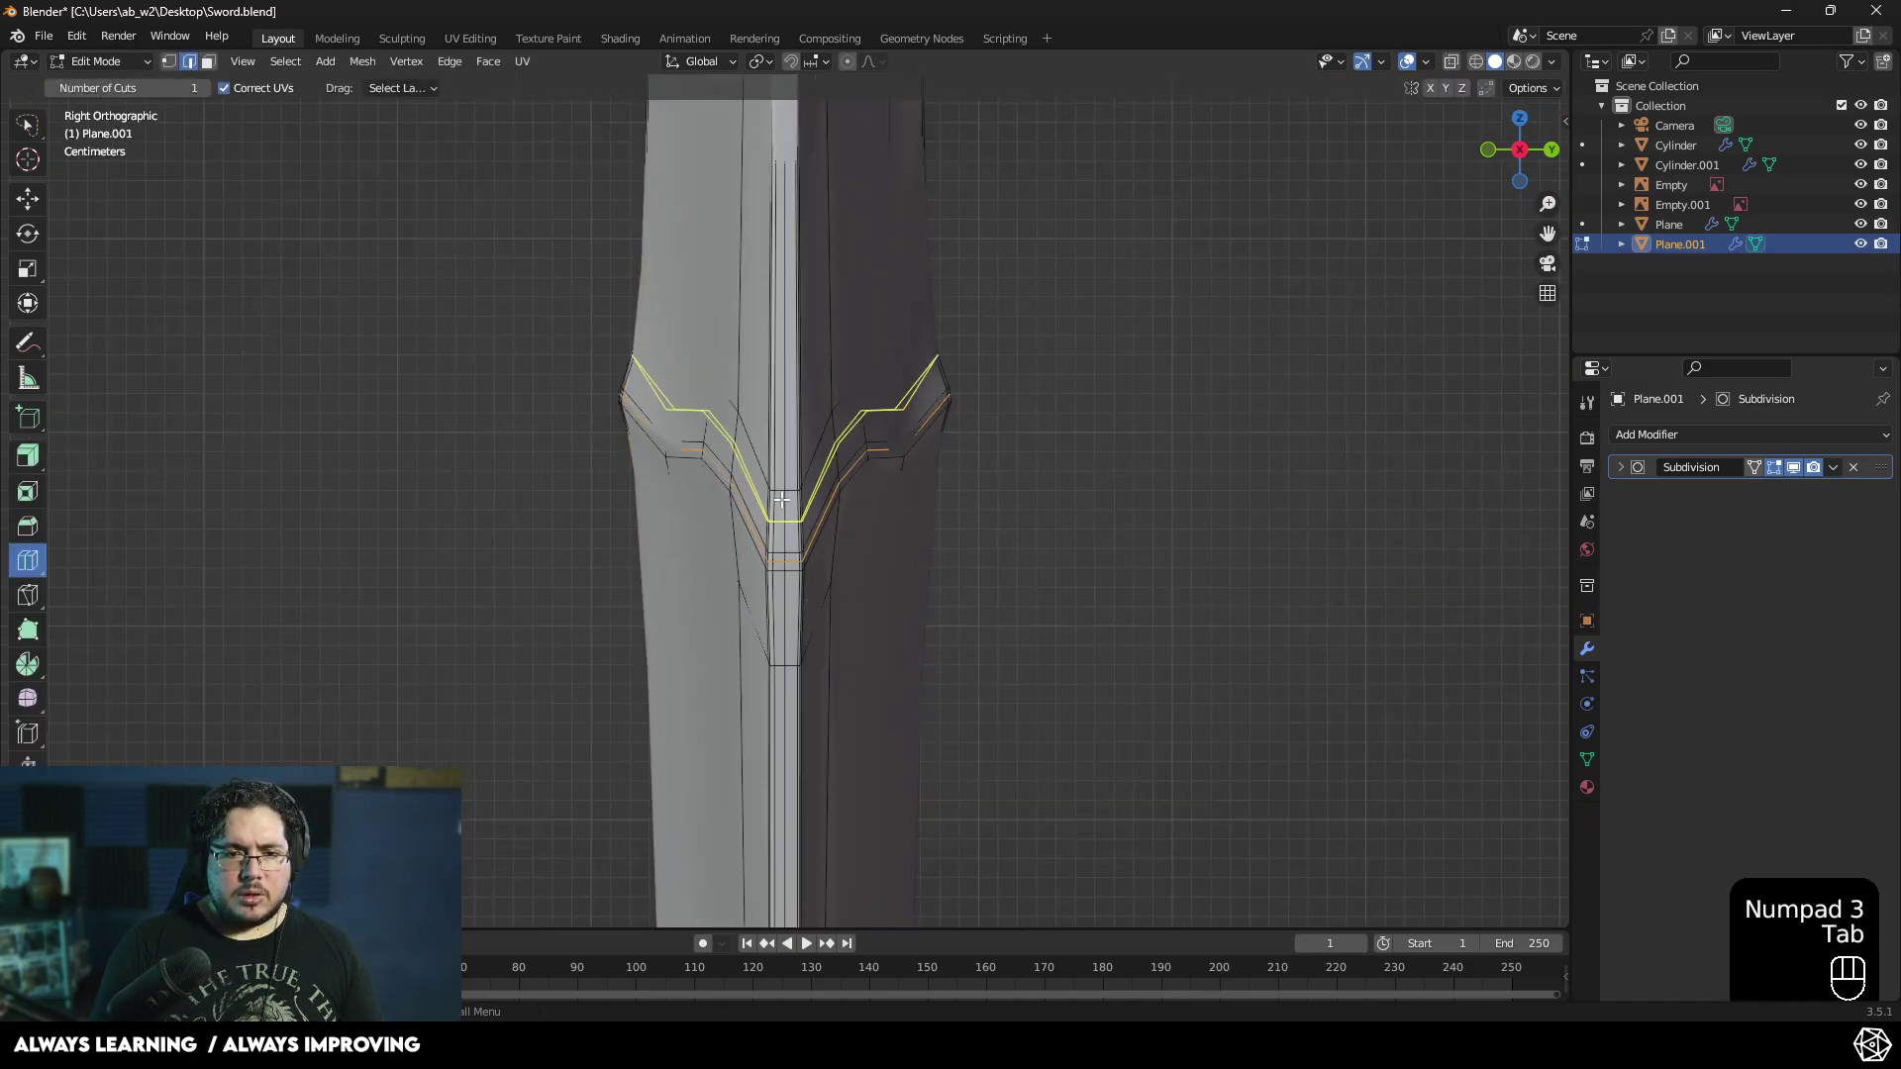
key(Tab)
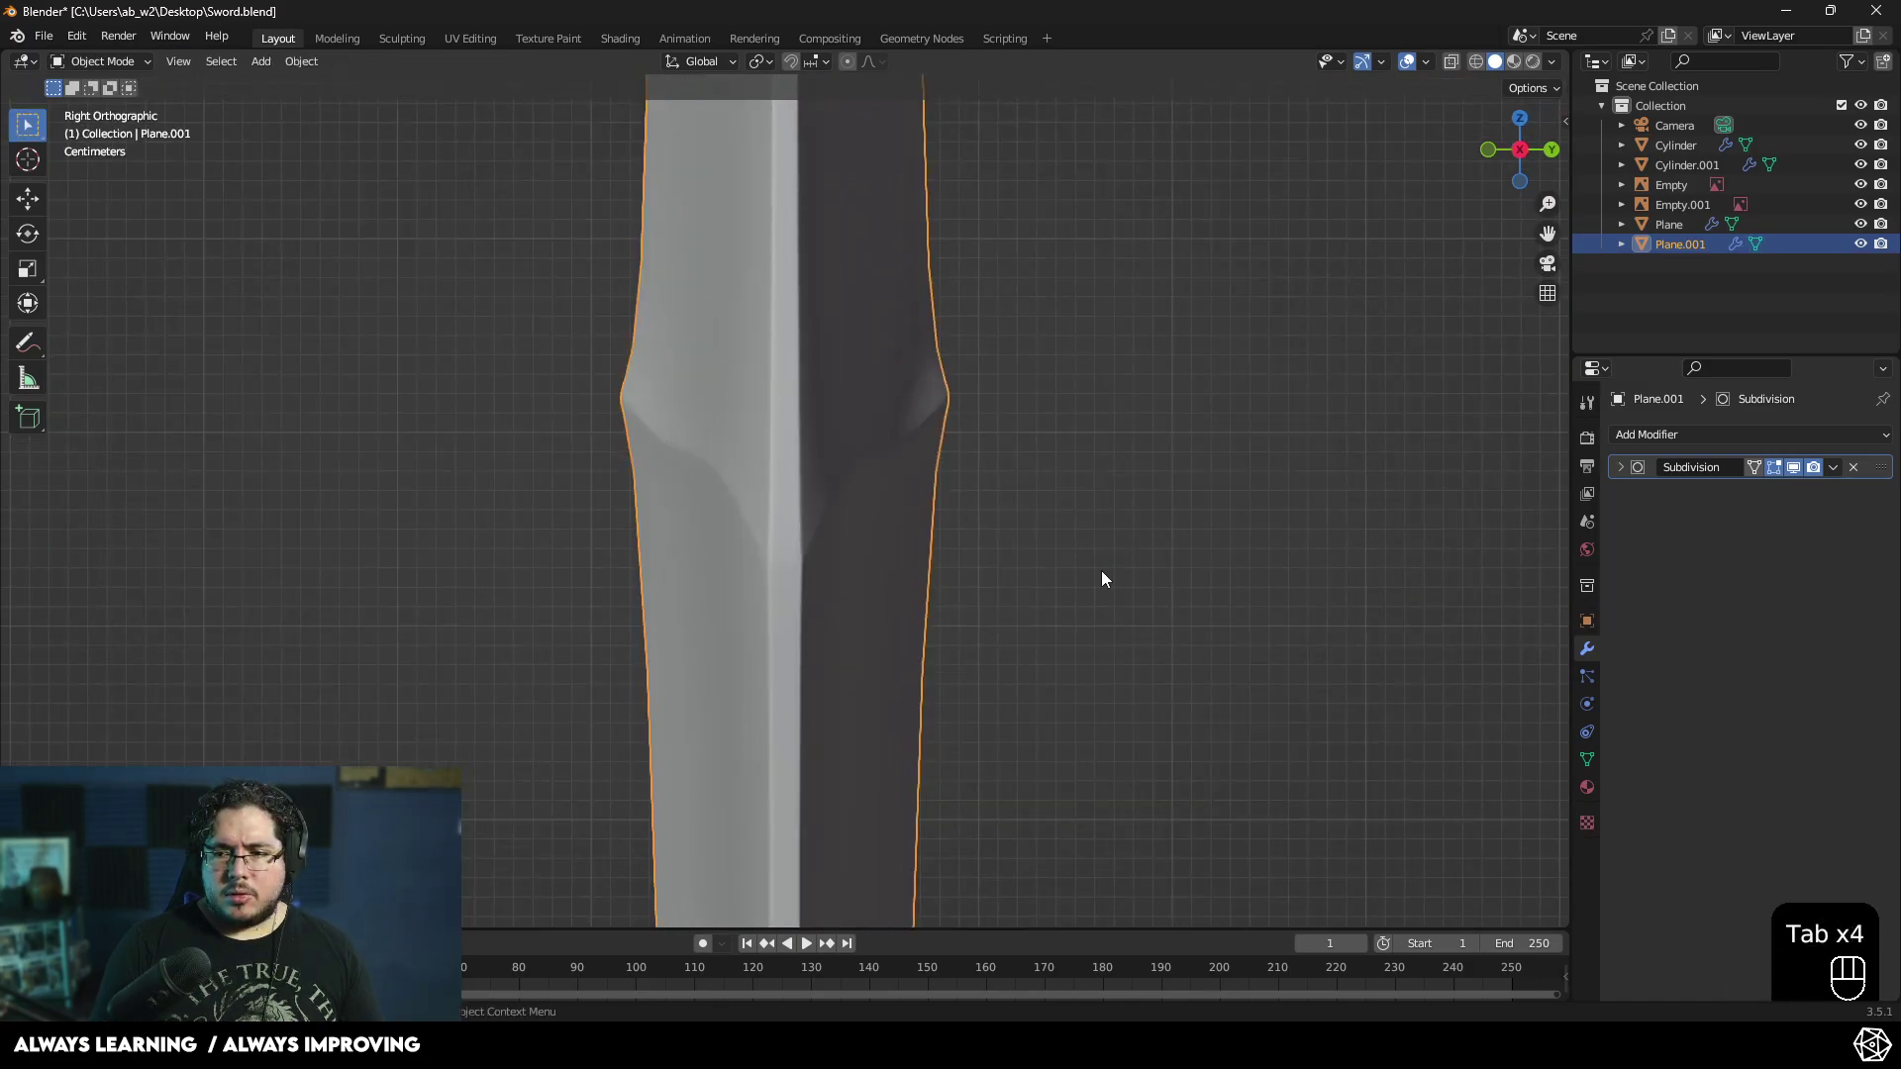
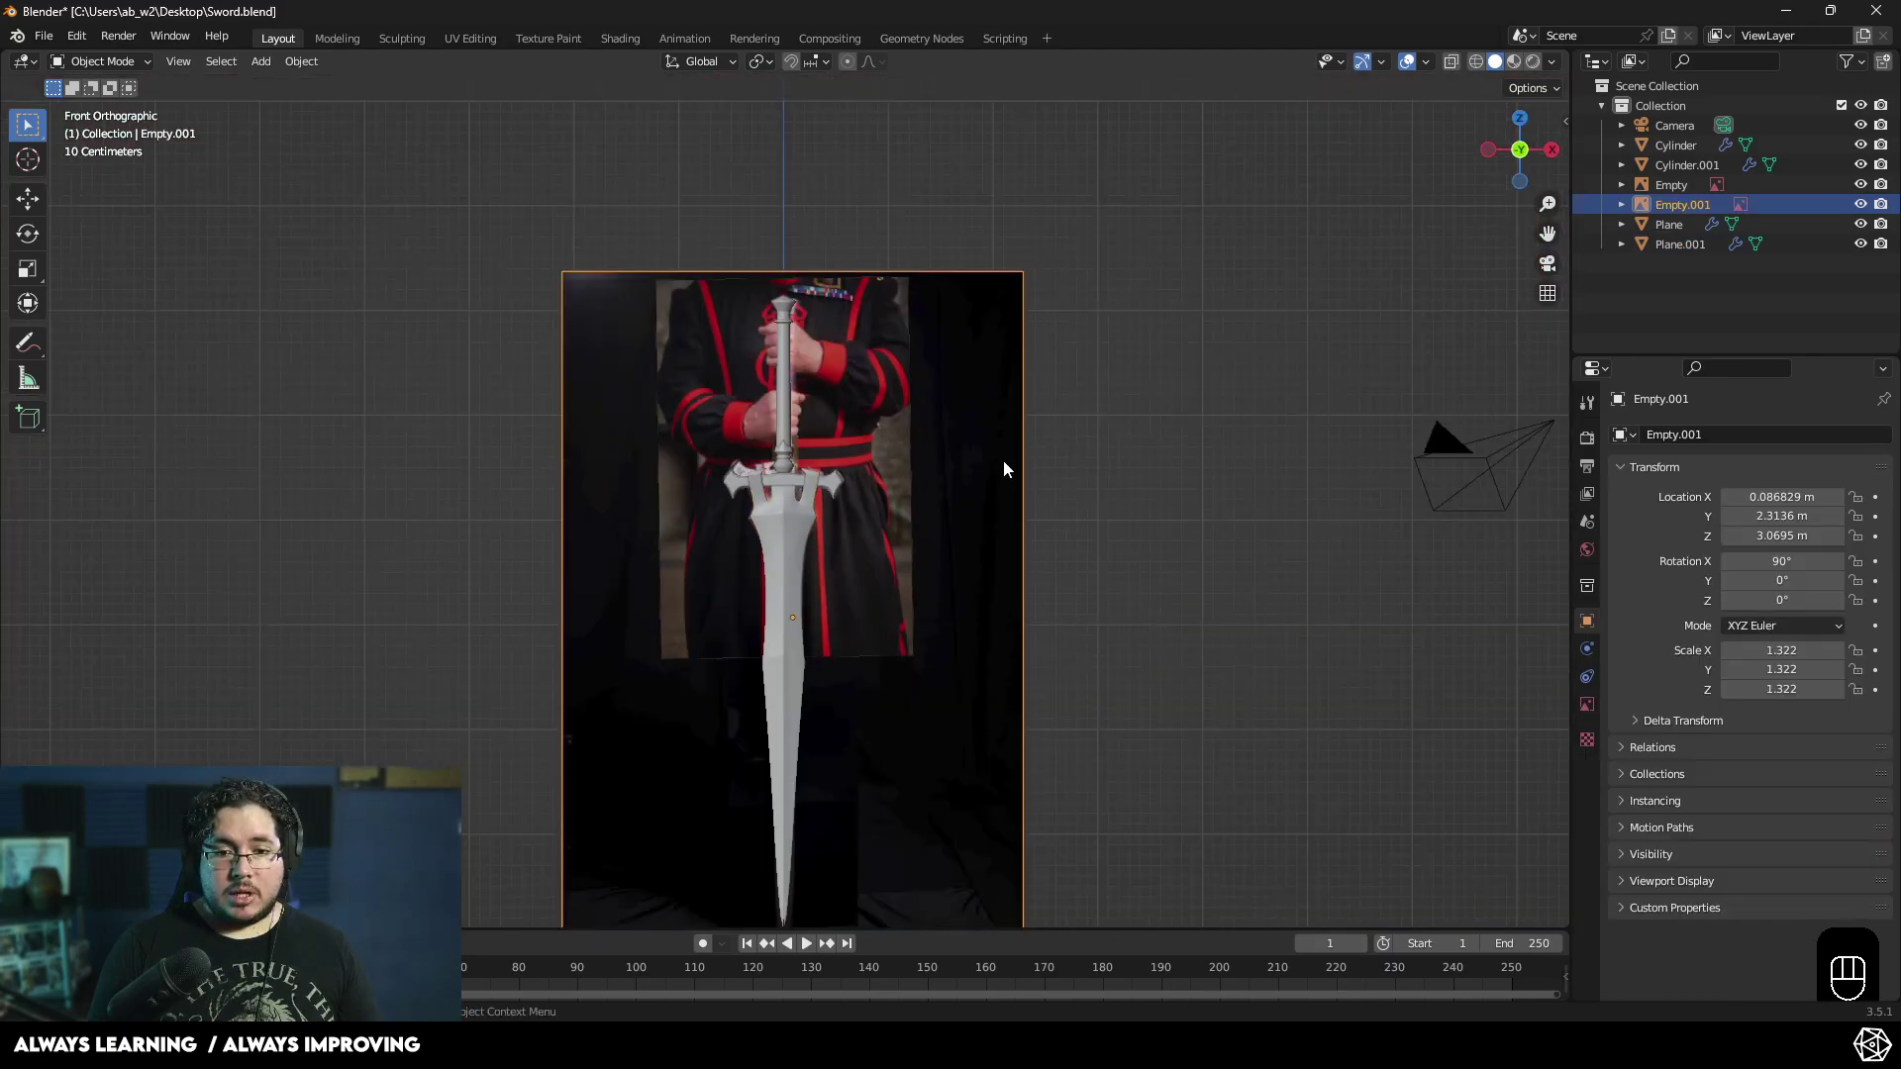
- Rename the blade object Plane.001 to 'Blade' in the Outliner
key(g)
click(351, 492)
drag(956, 480, 980, 563)
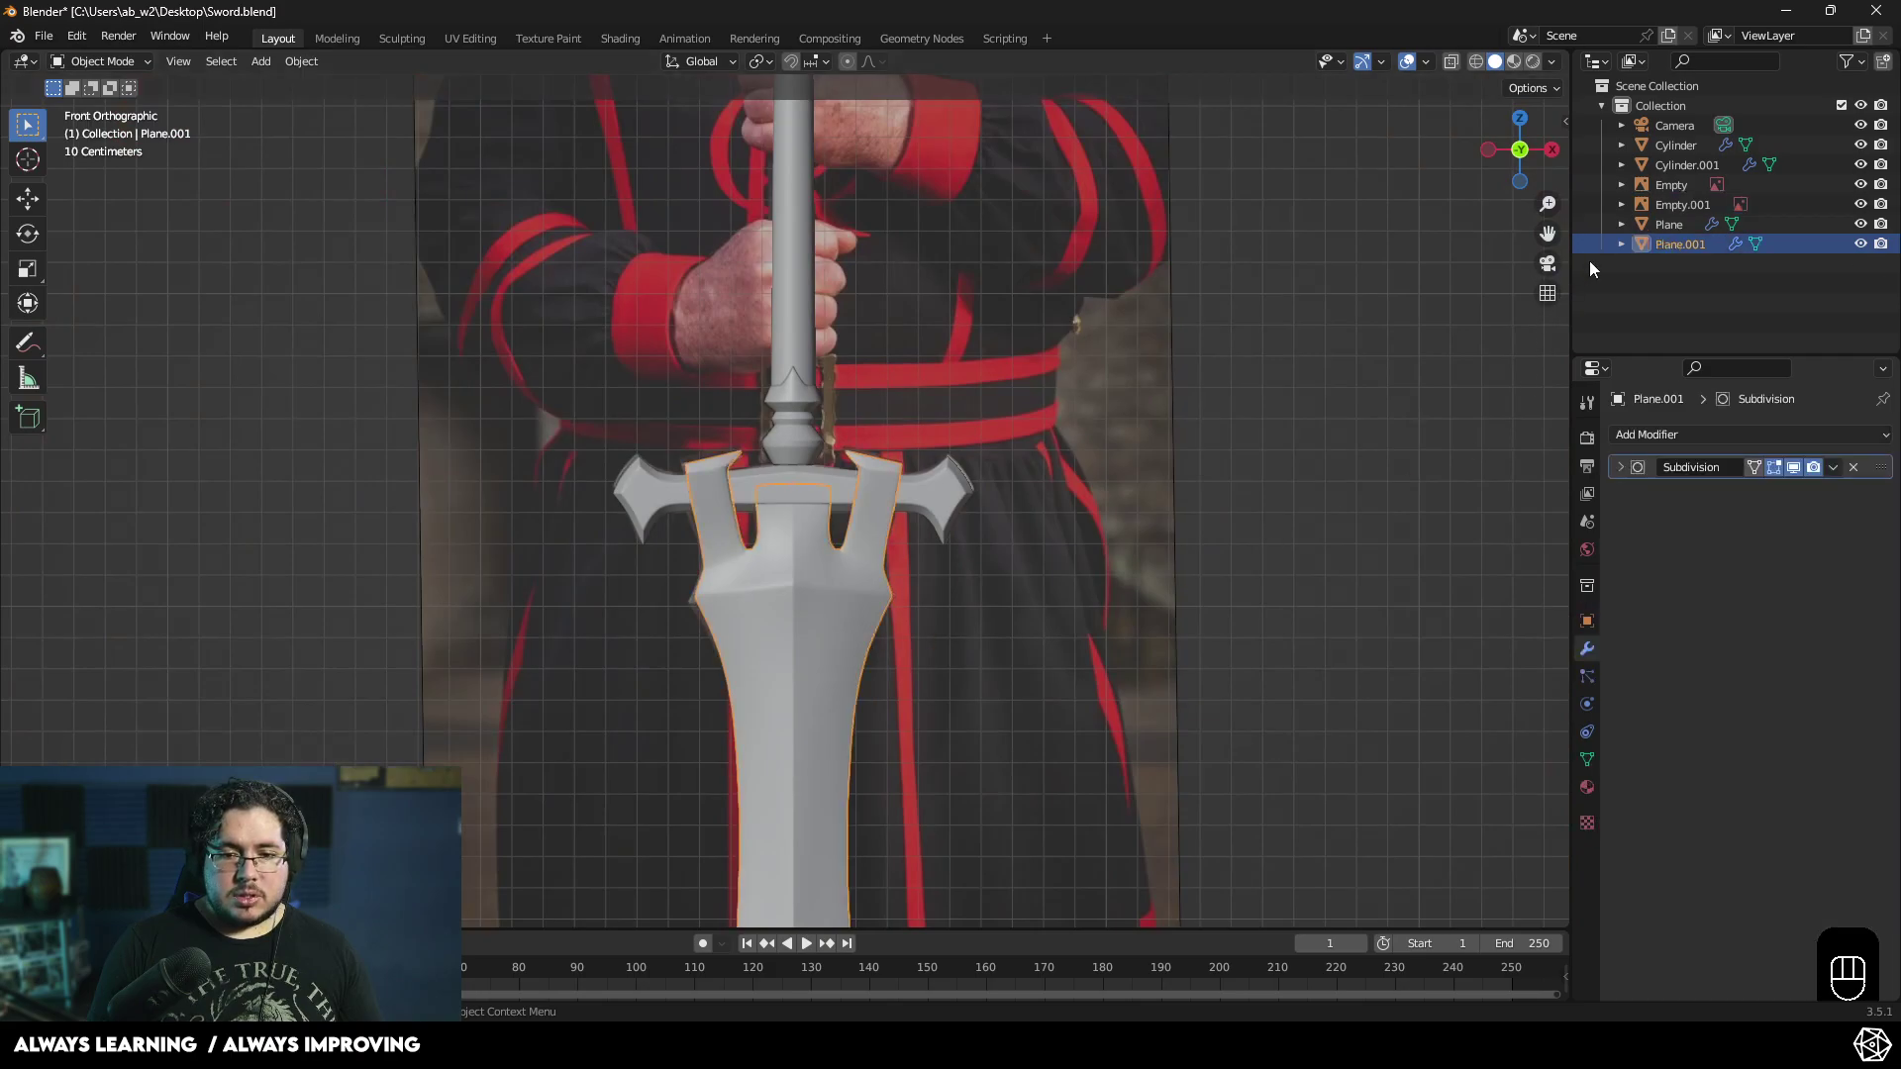
click(1686, 249)
drag(1686, 250, 1687, 250)
key(BackSpace)
key(BackSpace)
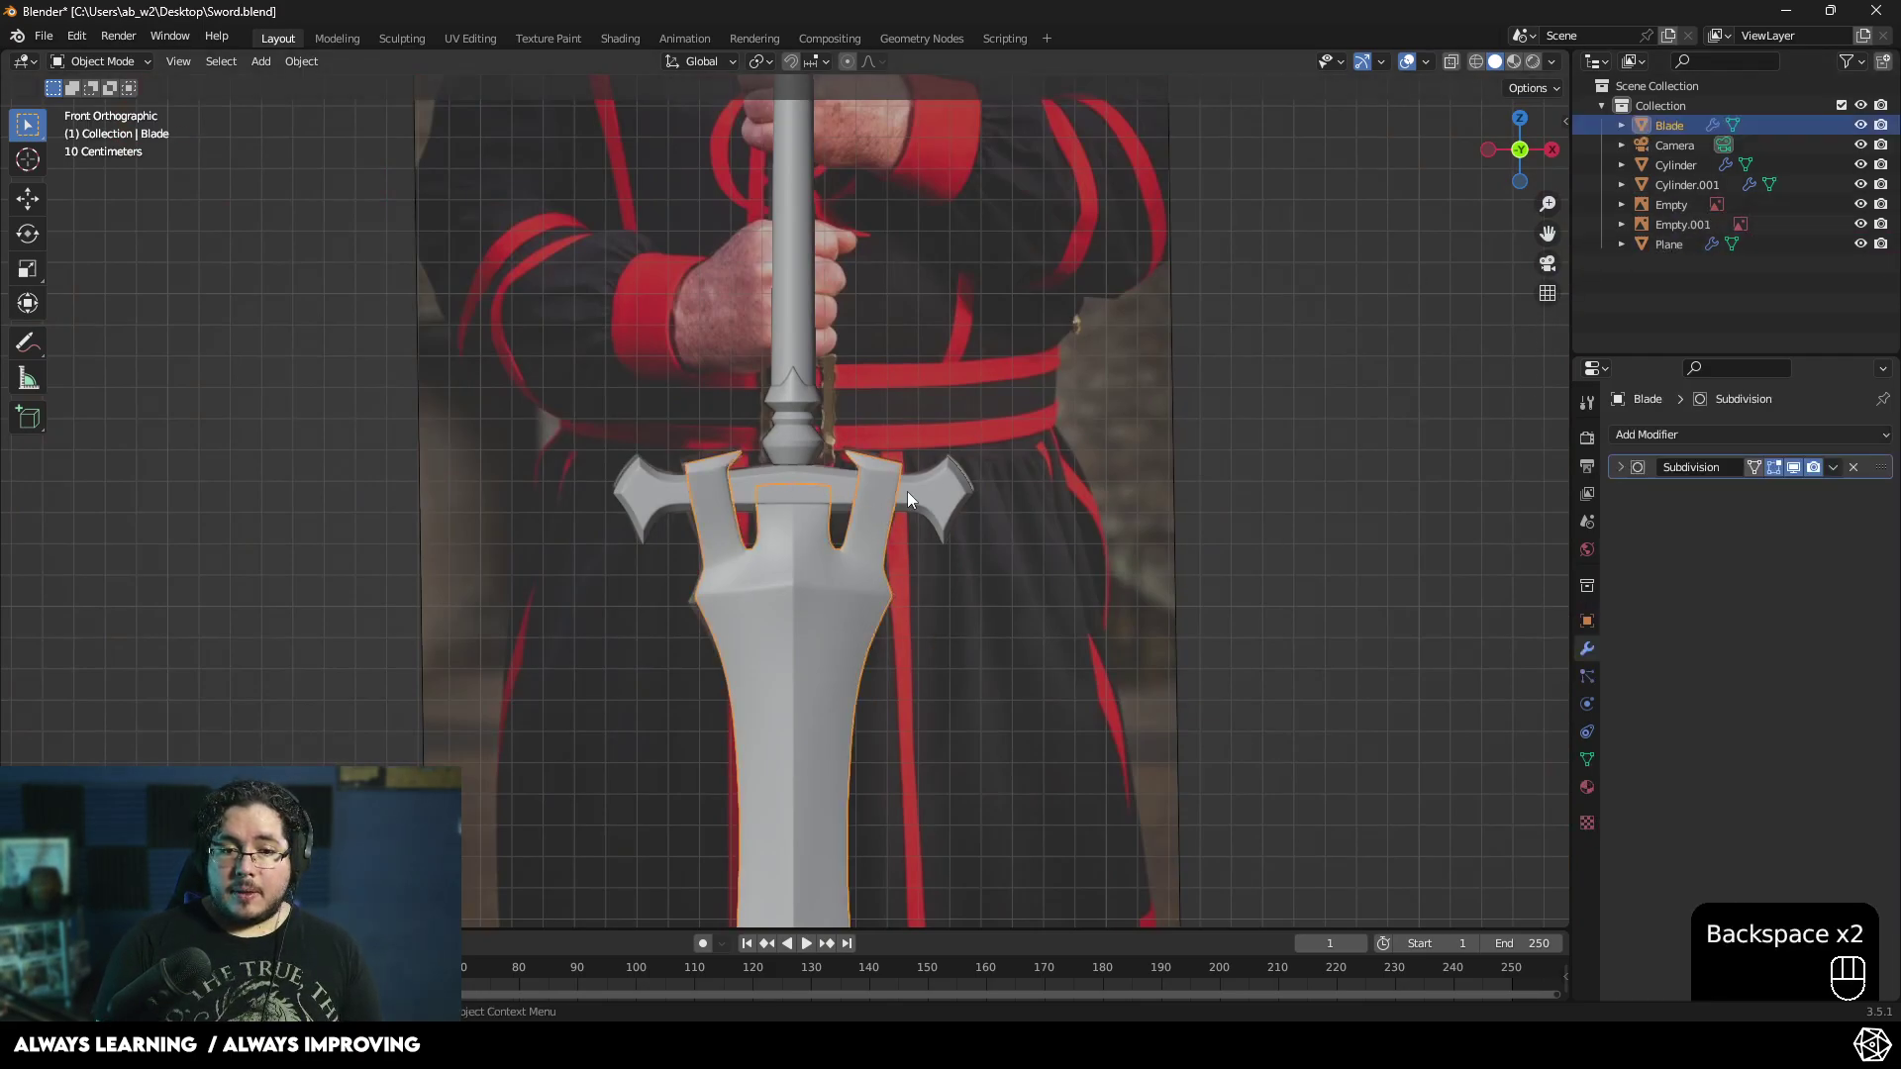
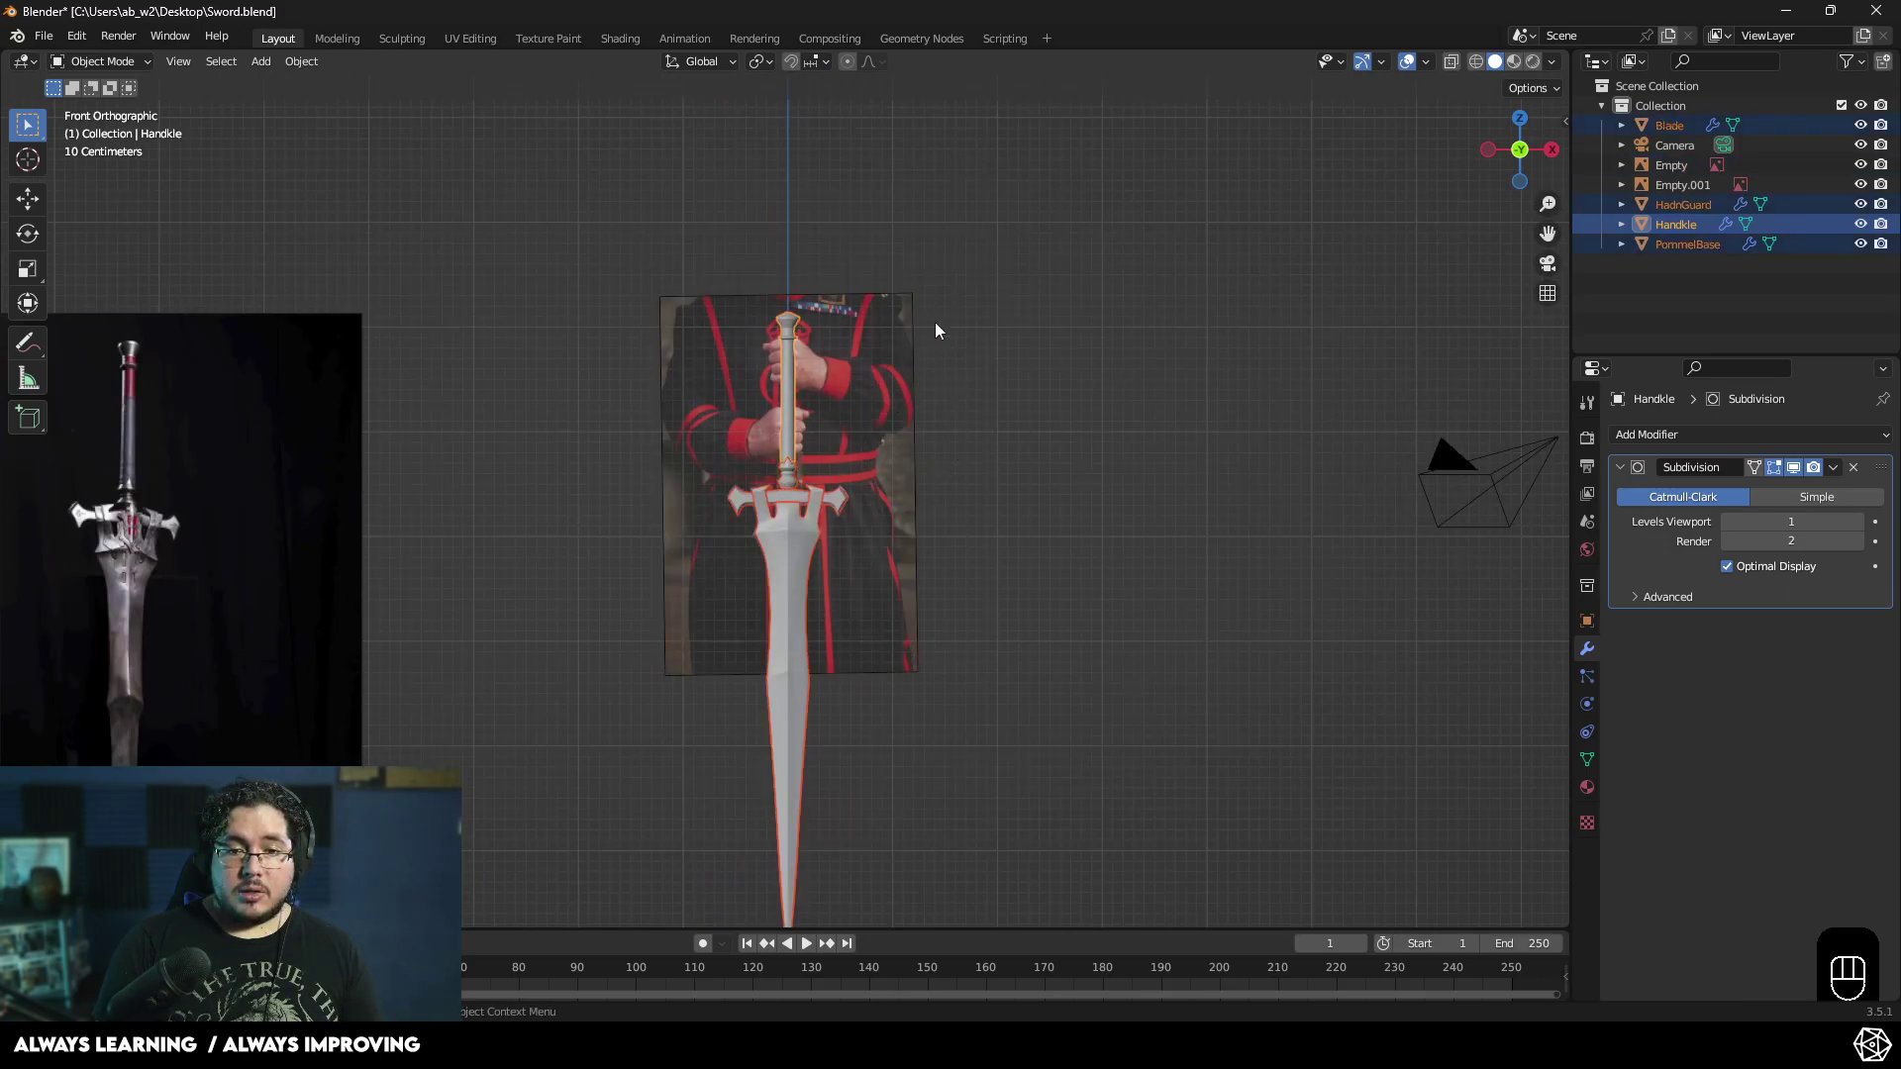
key(m)
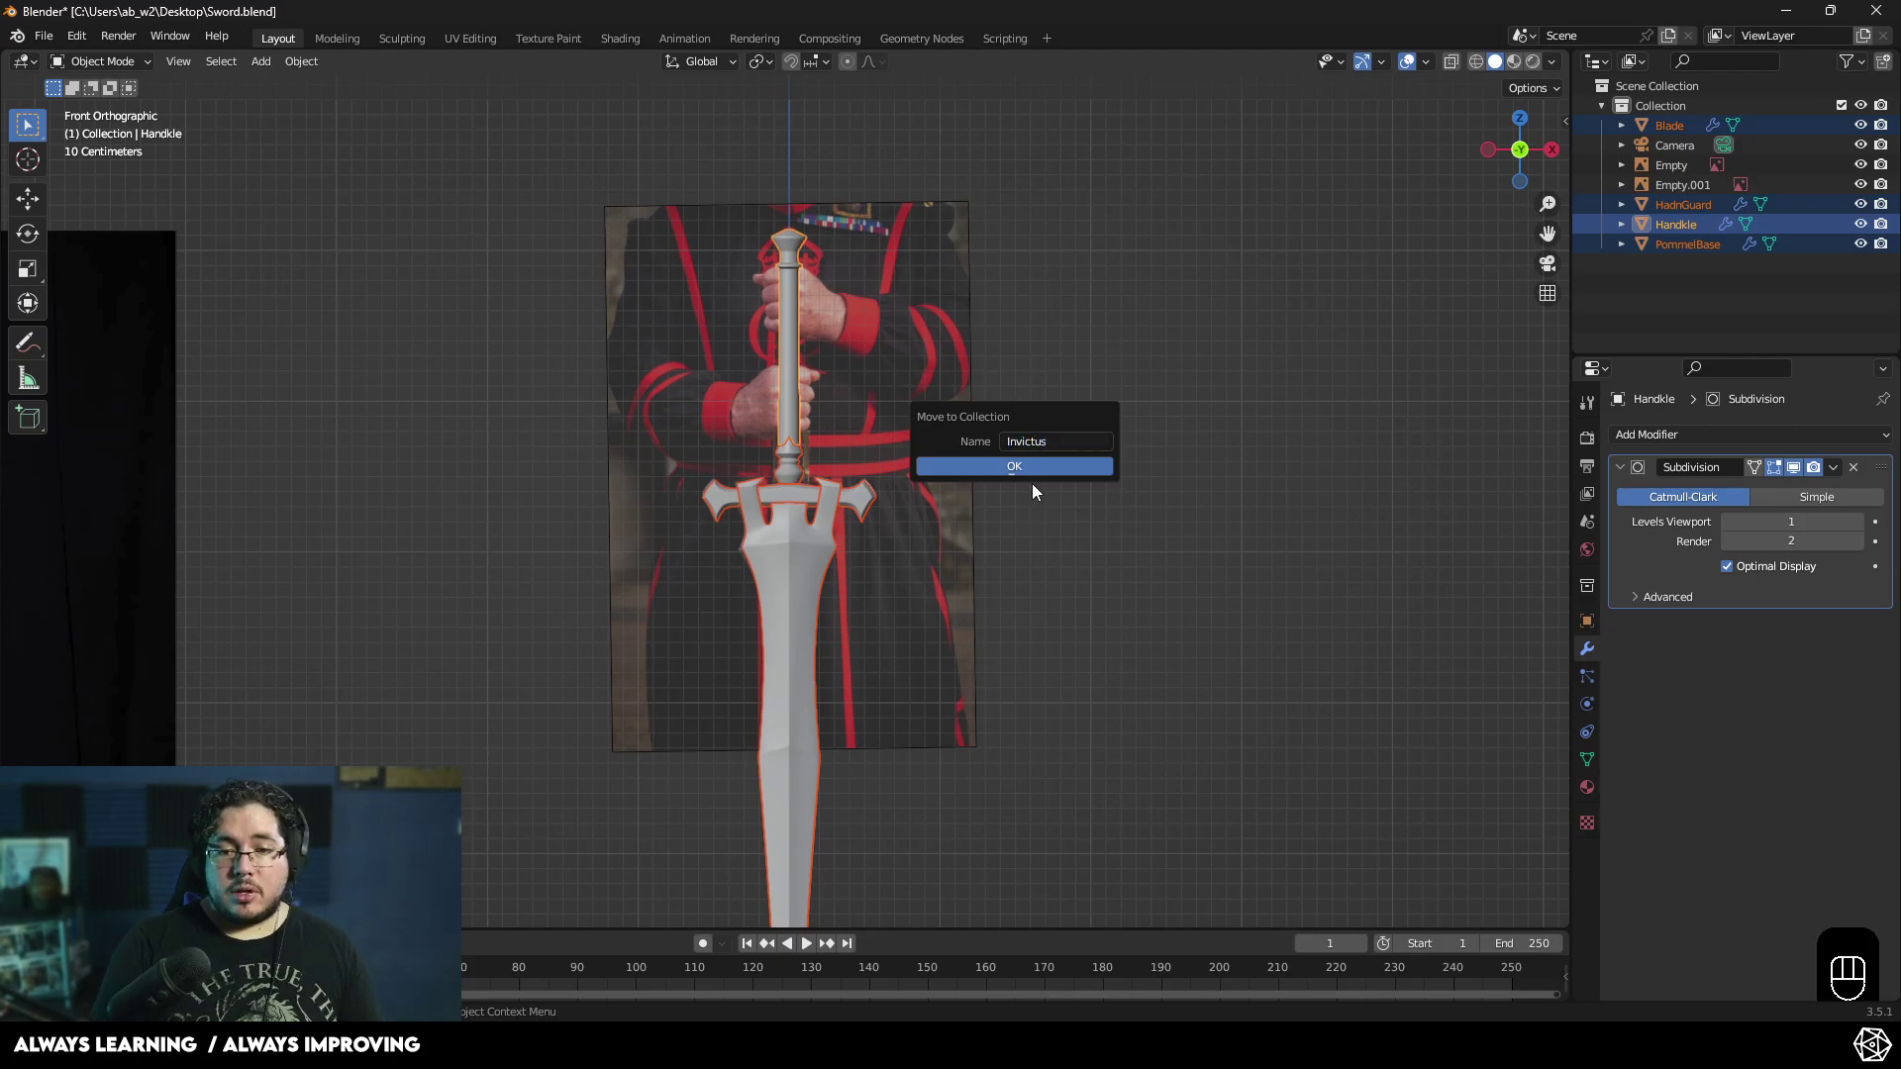
click(1869, 186)
click(1165, 422)
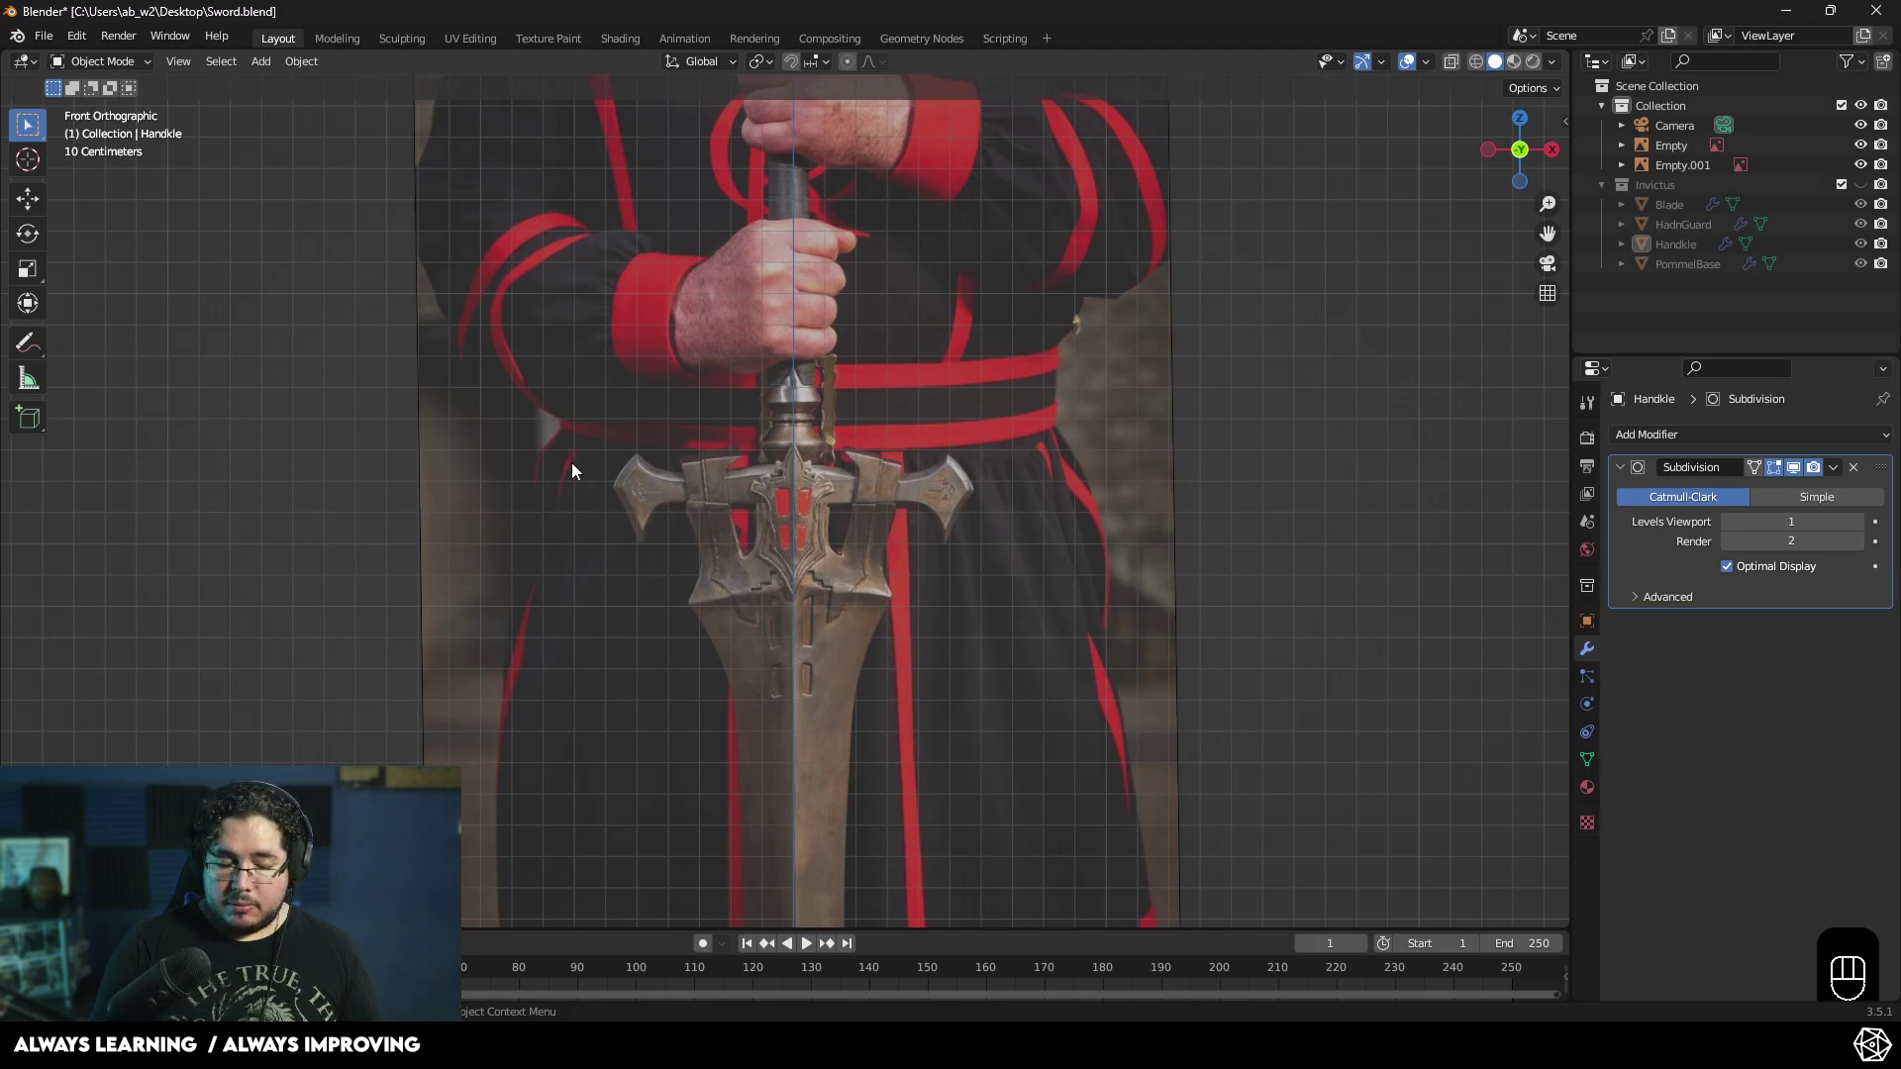
middle_click(913, 418)
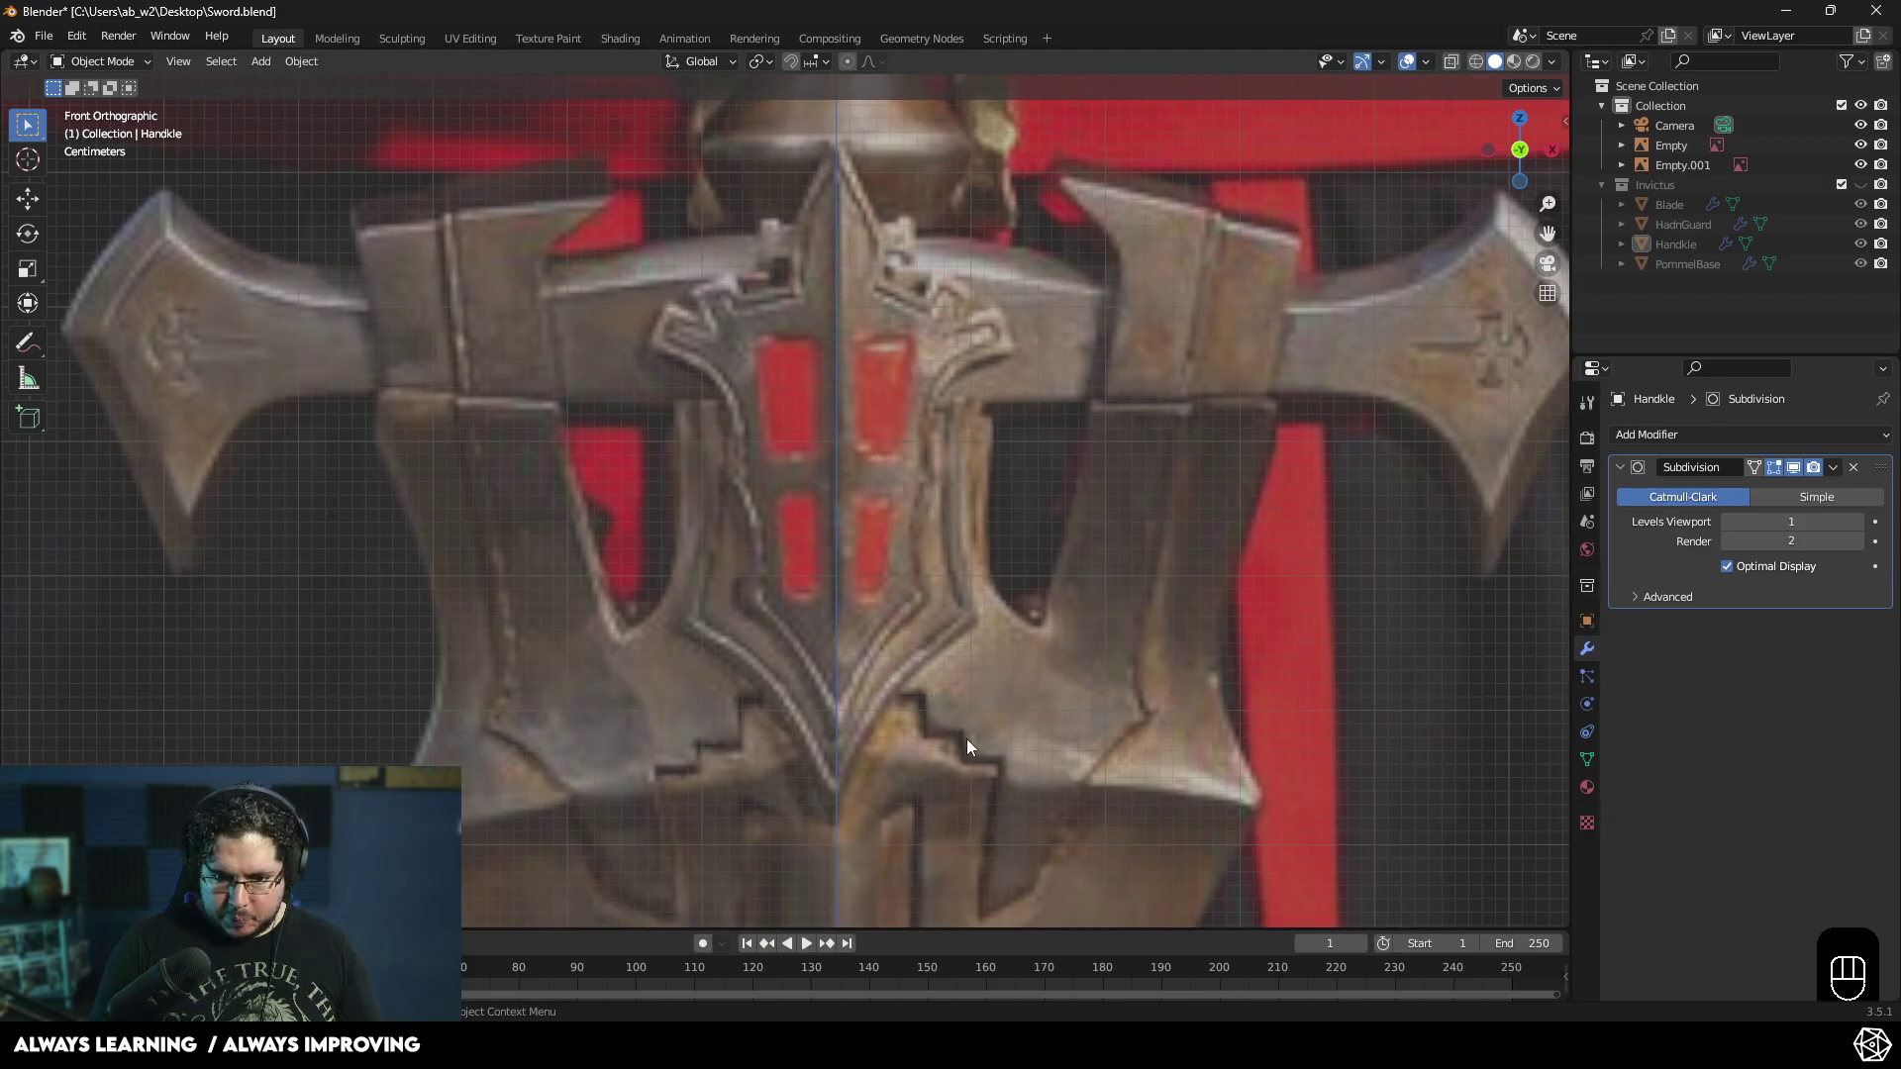
- Show only the blade over the hand guard reference in front view with X-ray display
drag(985, 726, 960, 579)
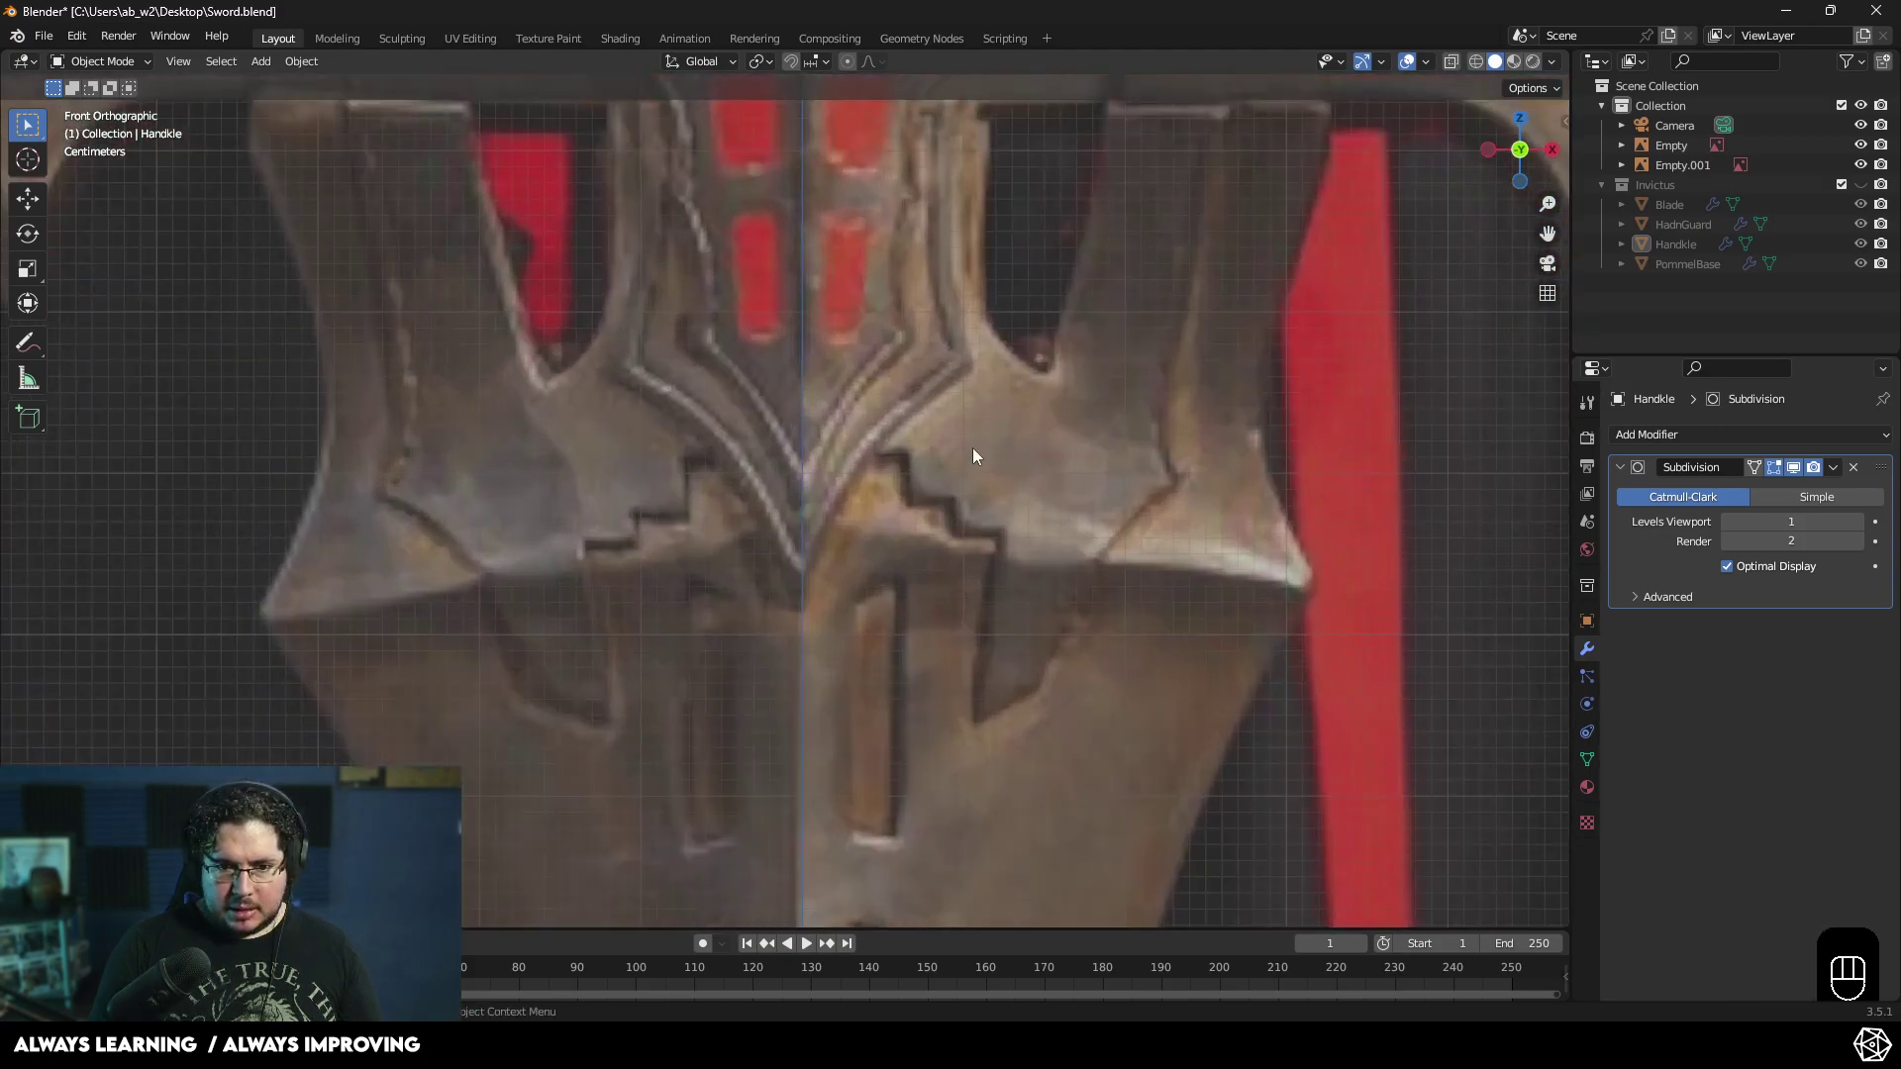
key(KP_1)
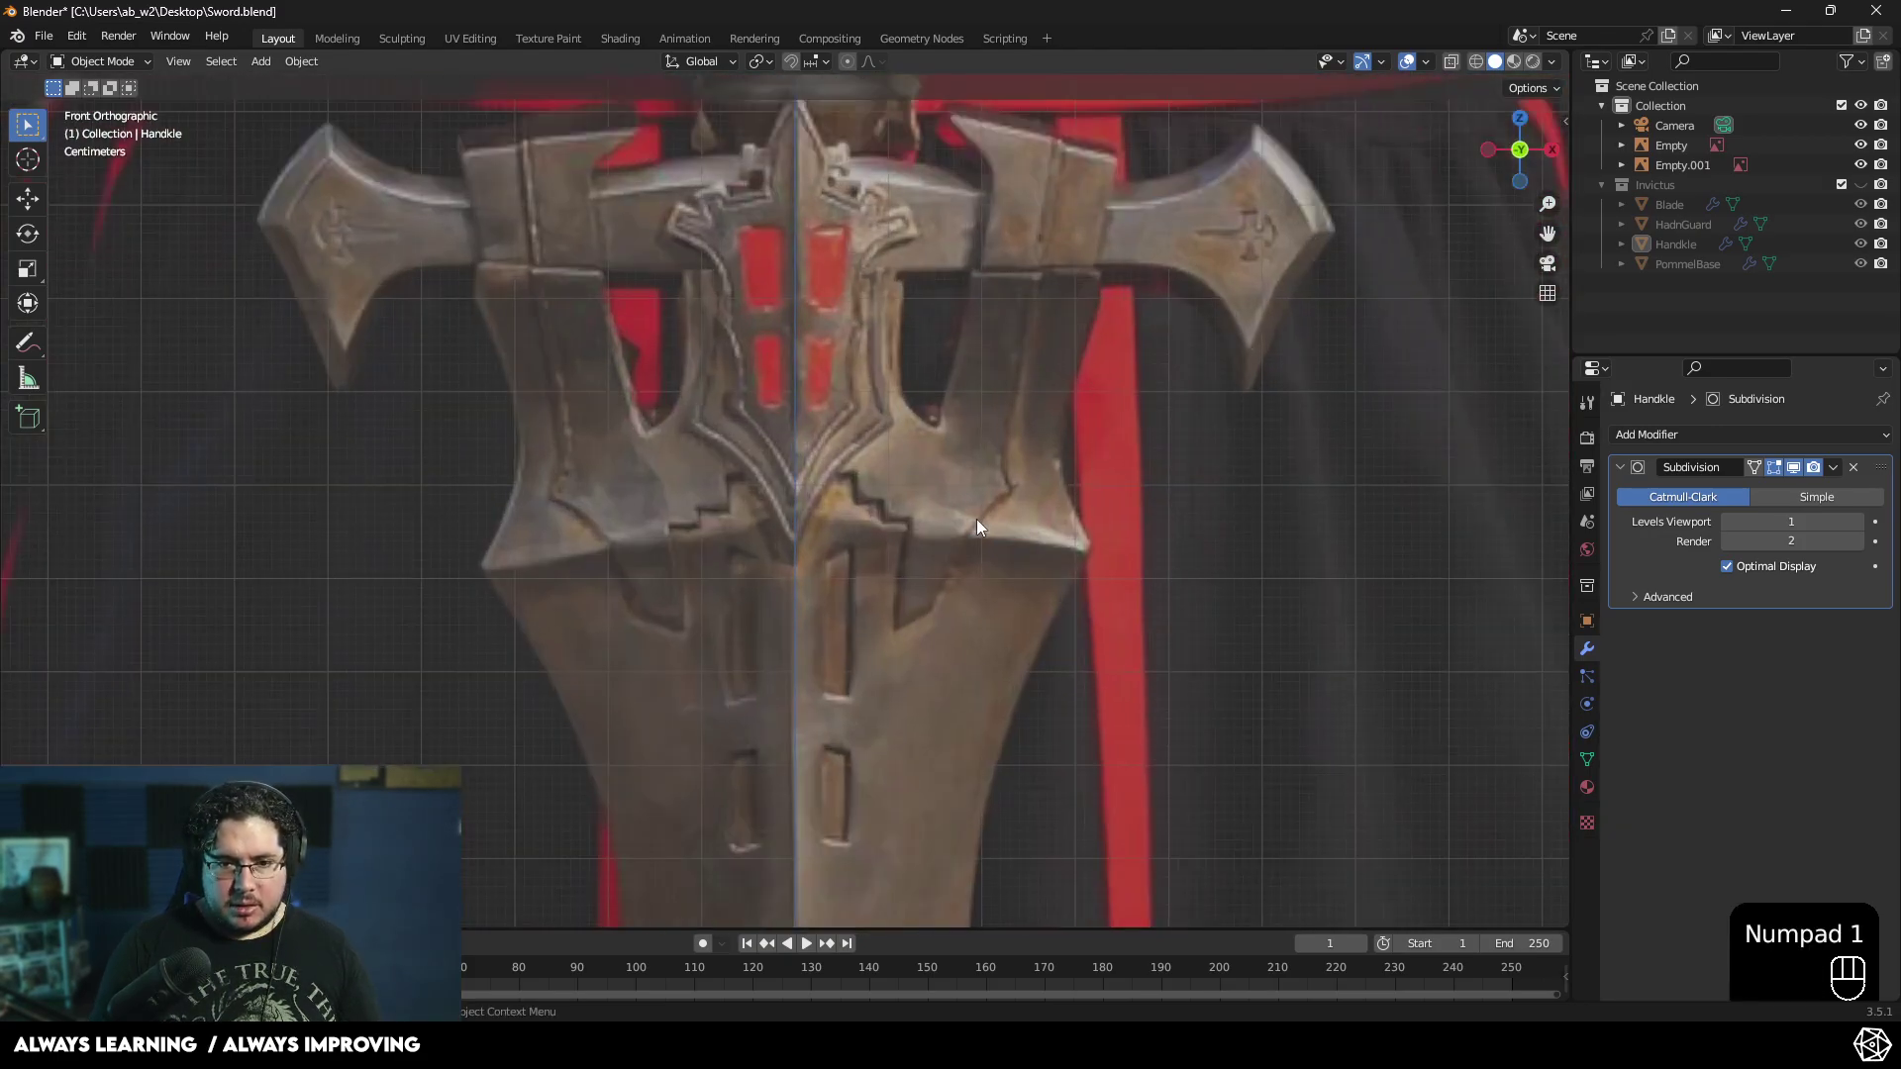
middle_click(1002, 440)
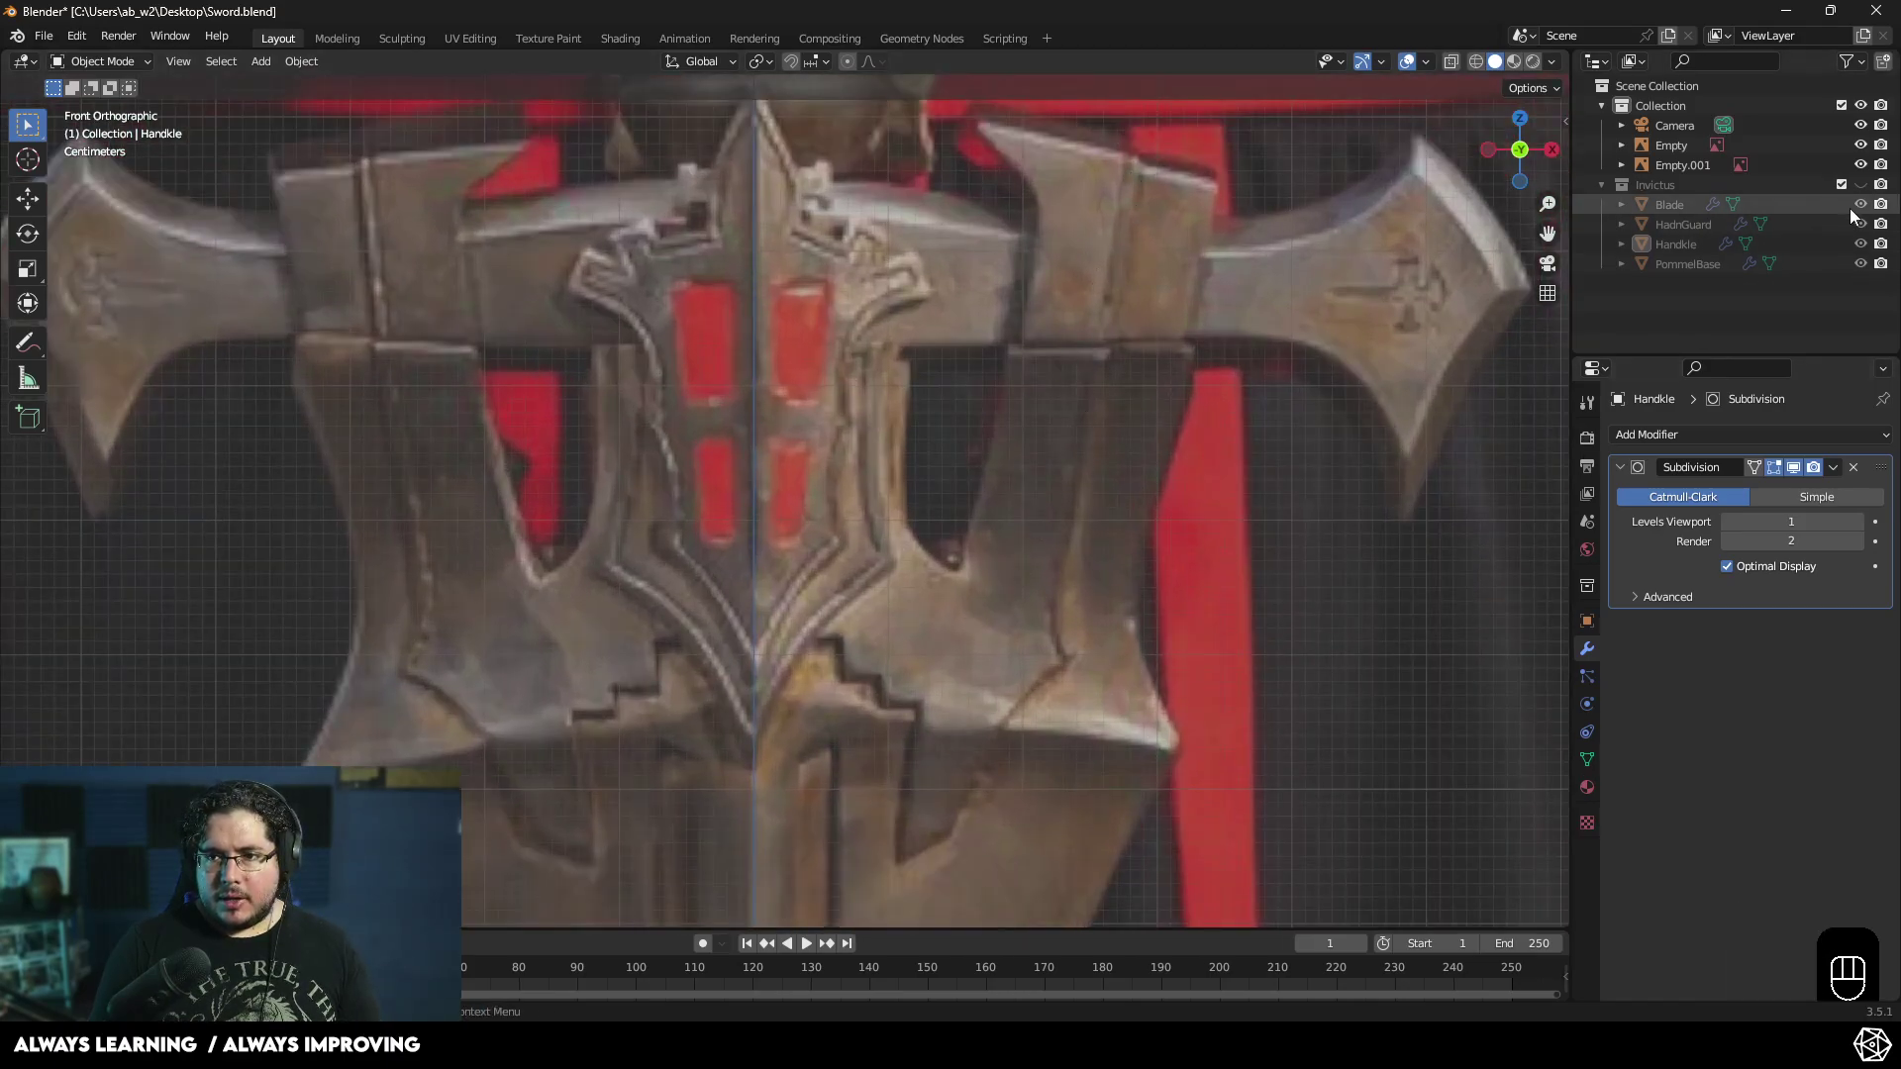
click(1868, 212)
click(1867, 212)
click(1866, 193)
click(1865, 236)
click(1868, 250)
click(1869, 275)
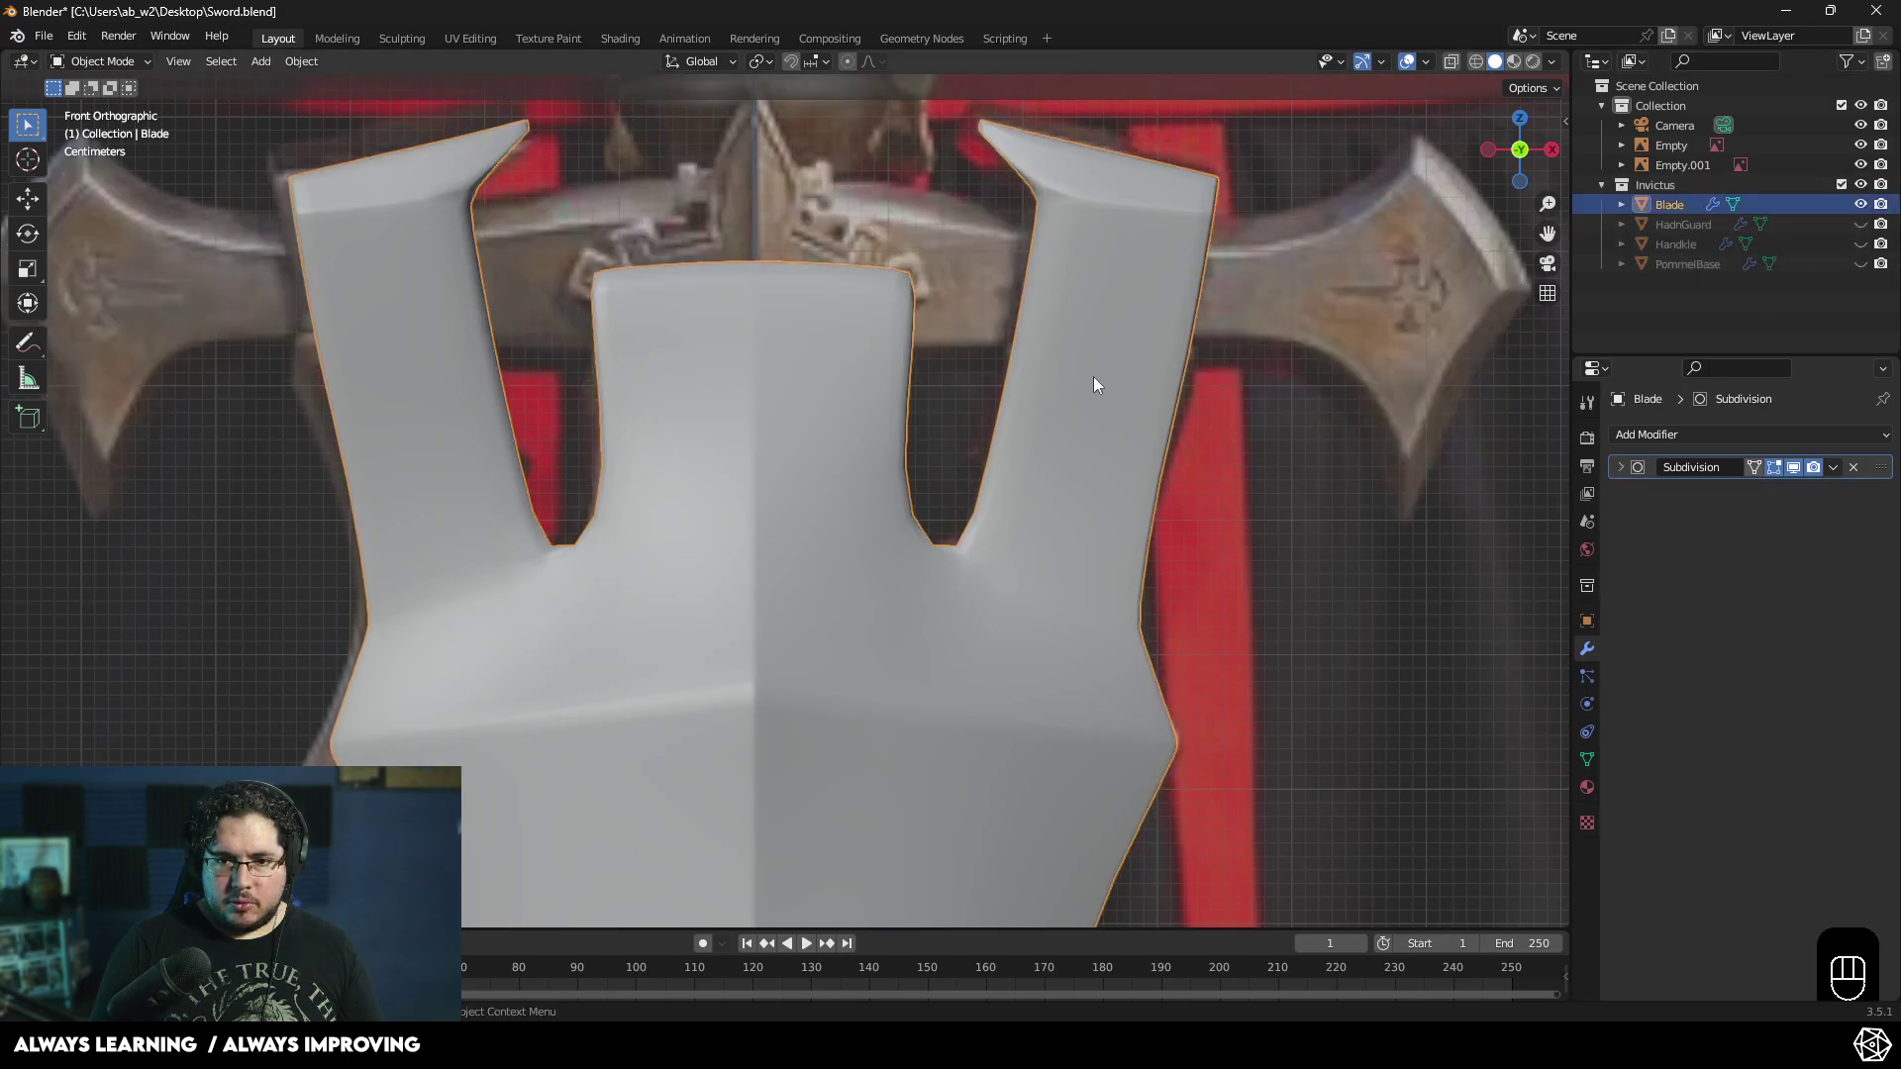
key(z)
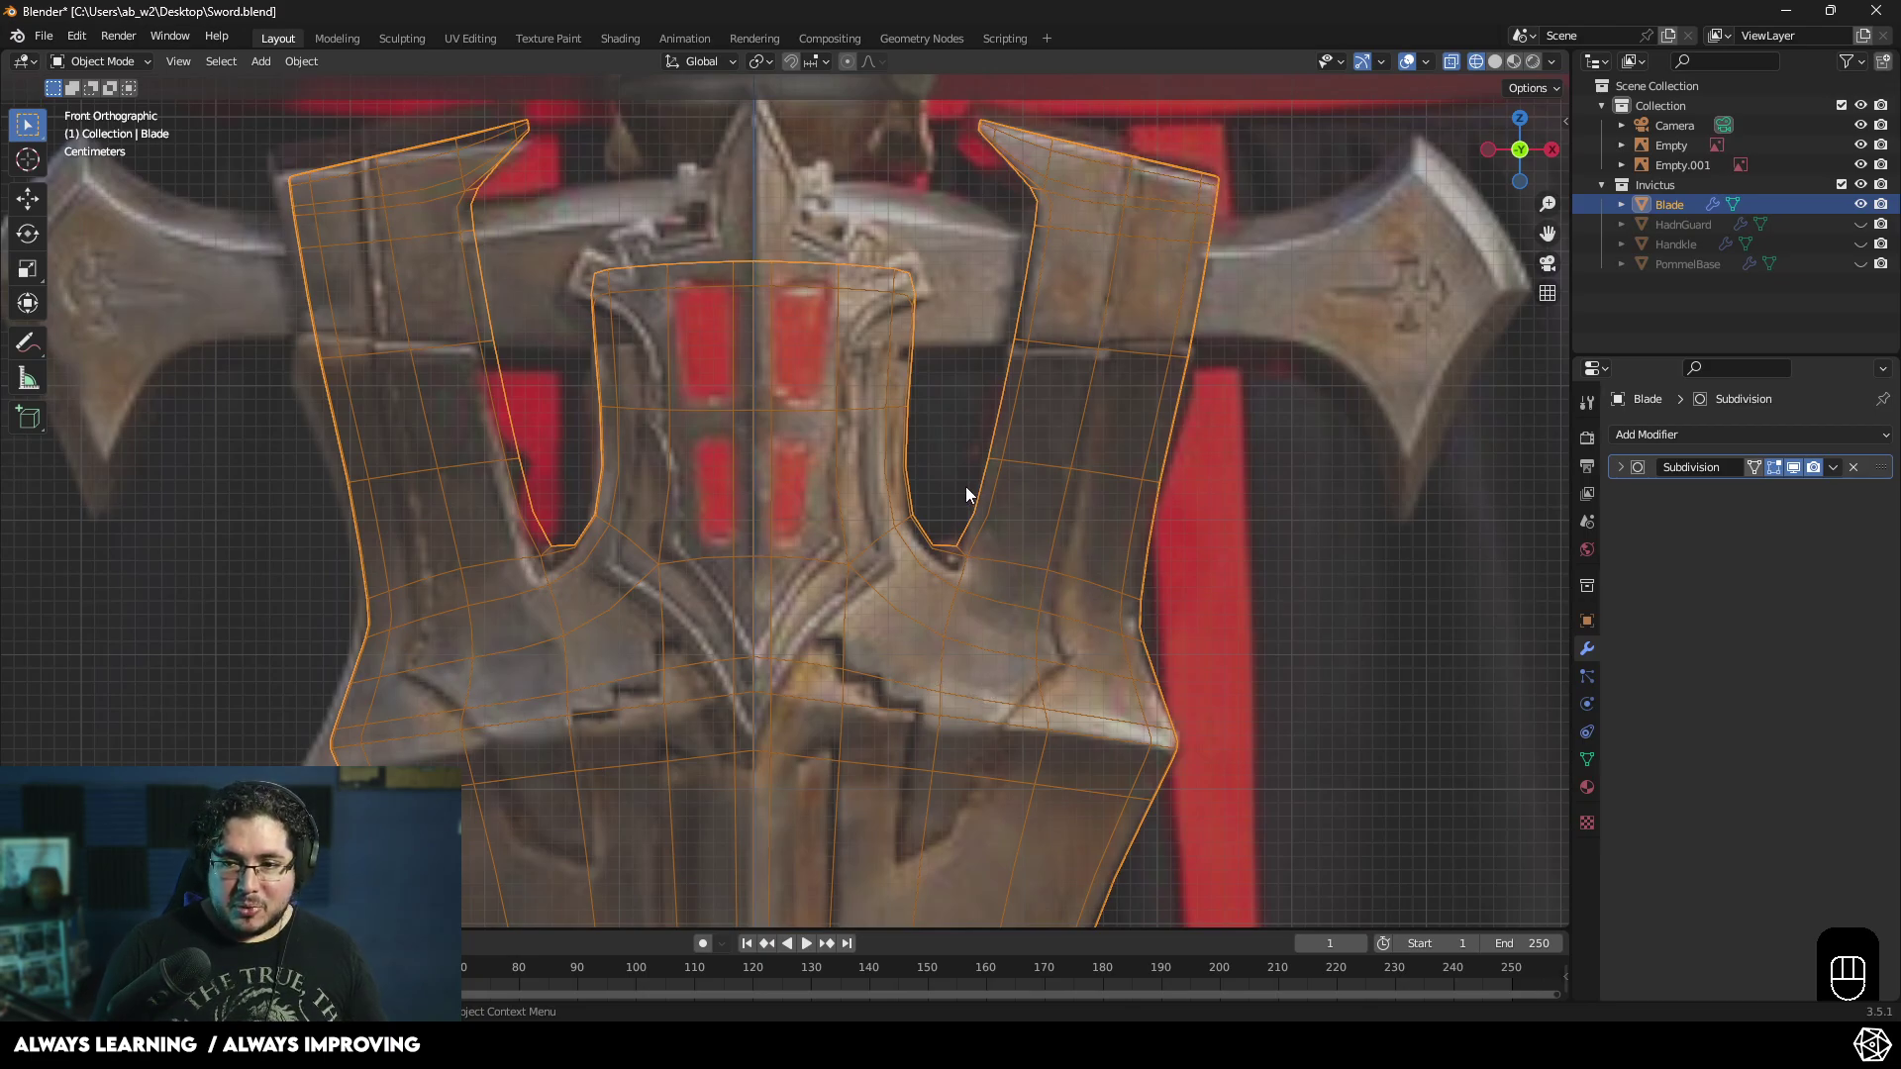
- Select the reference image empty with the sword parts hidden, framing the whole hand guard
click(1869, 211)
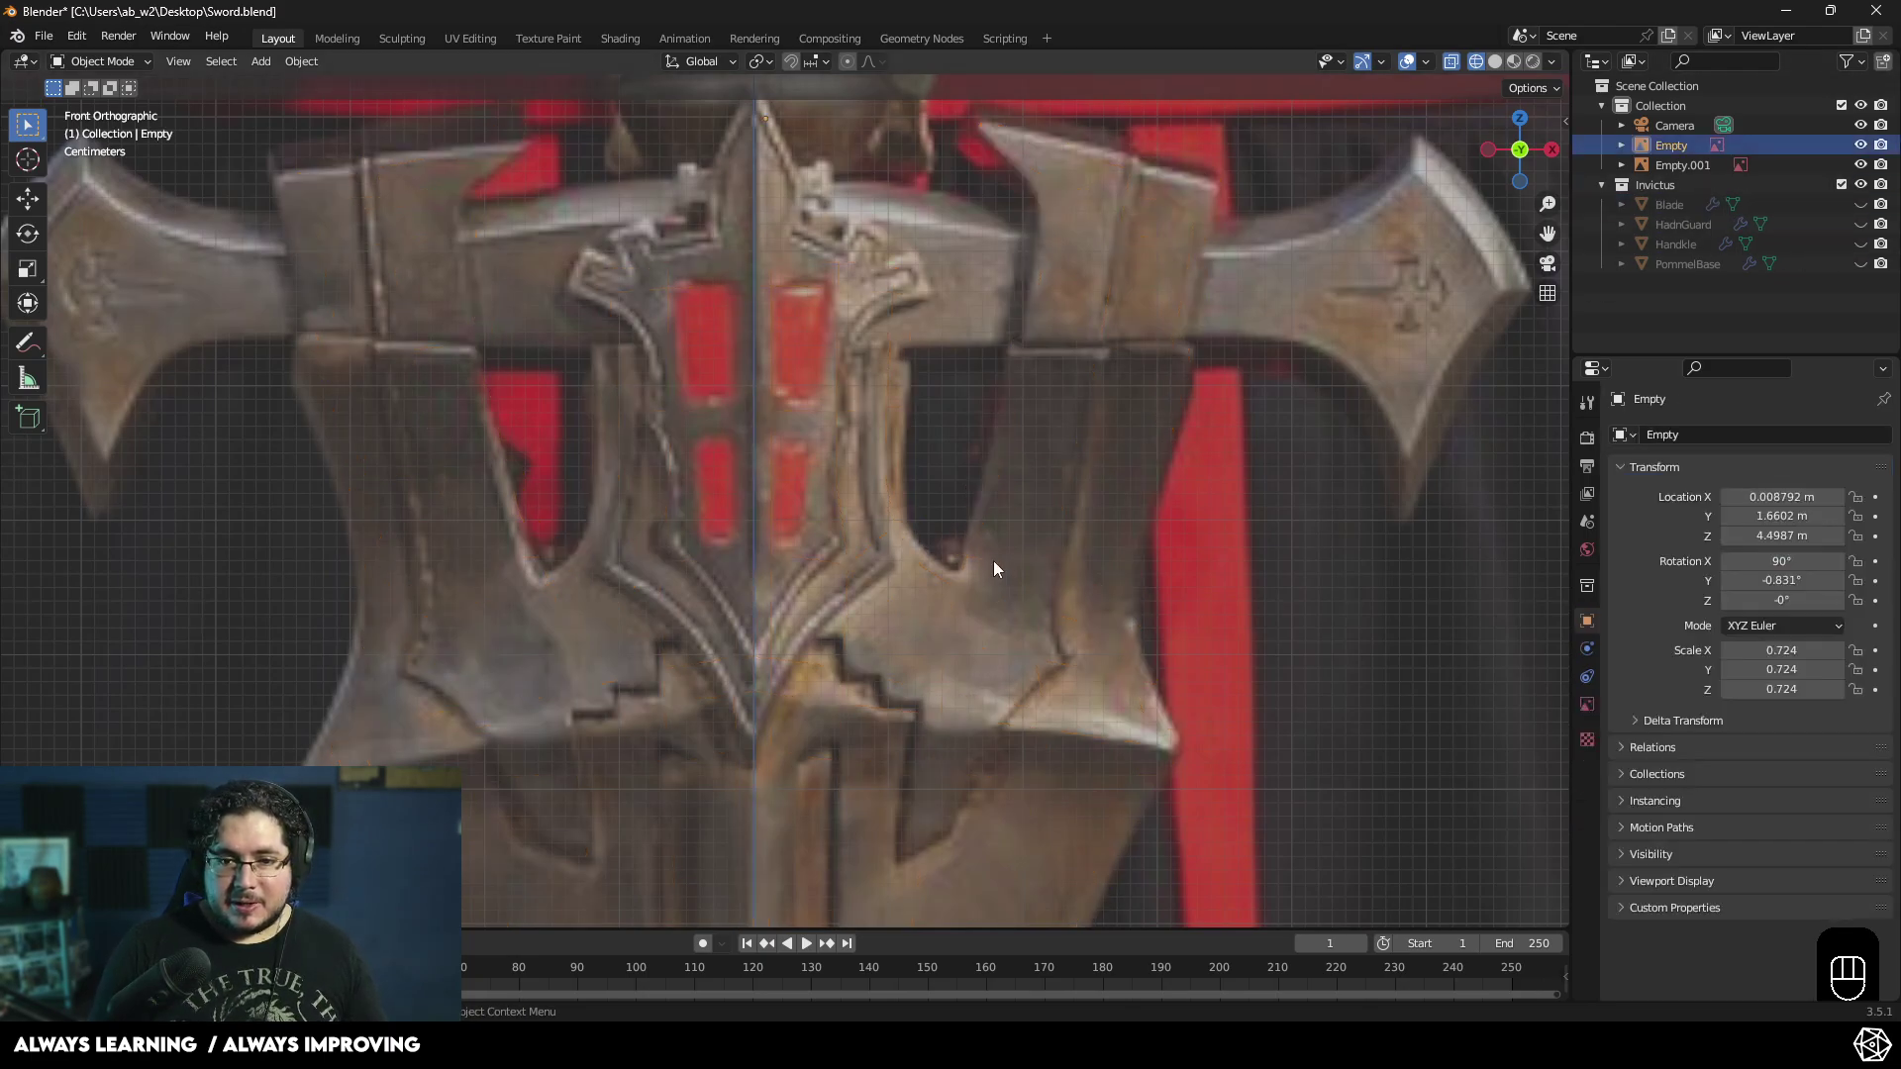
drag(994, 437, 956, 417)
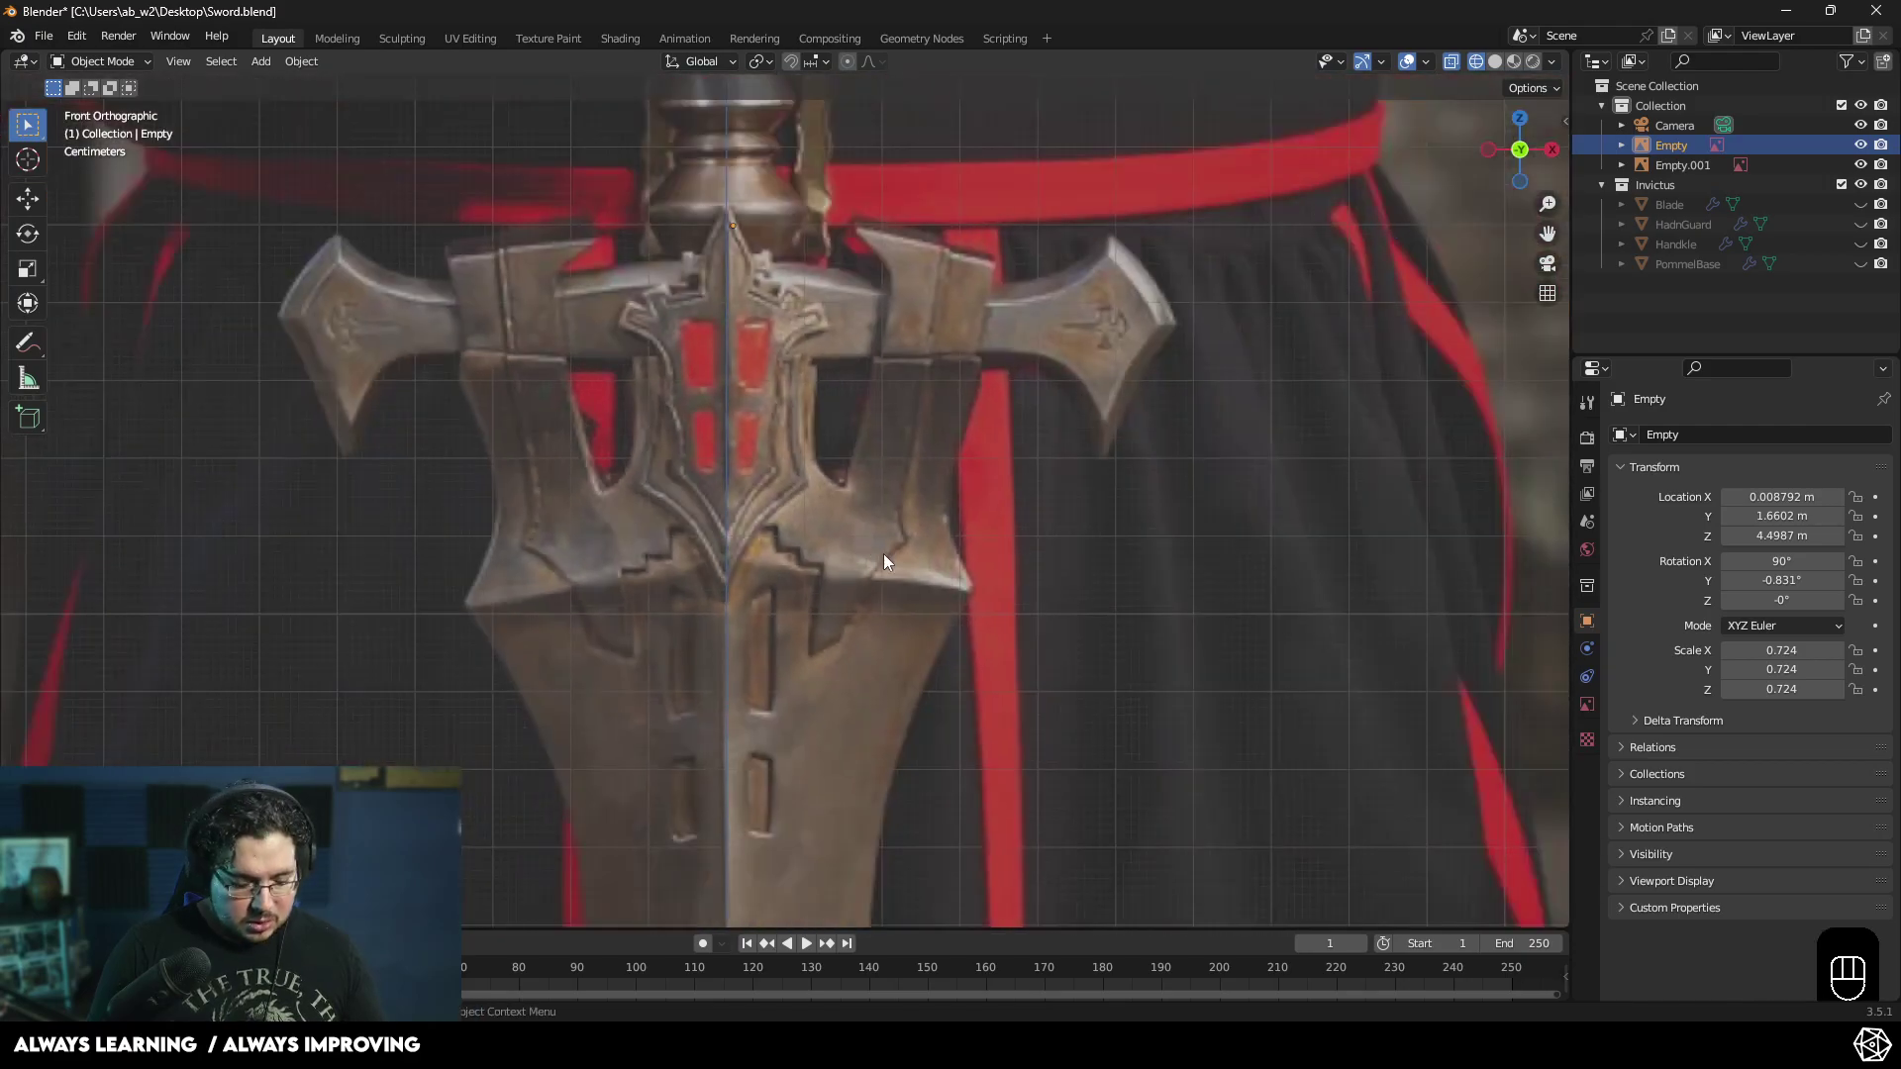
- Add a plane, rotate it upright 90° on X and shrink it to a tiny square
key(shift+a)
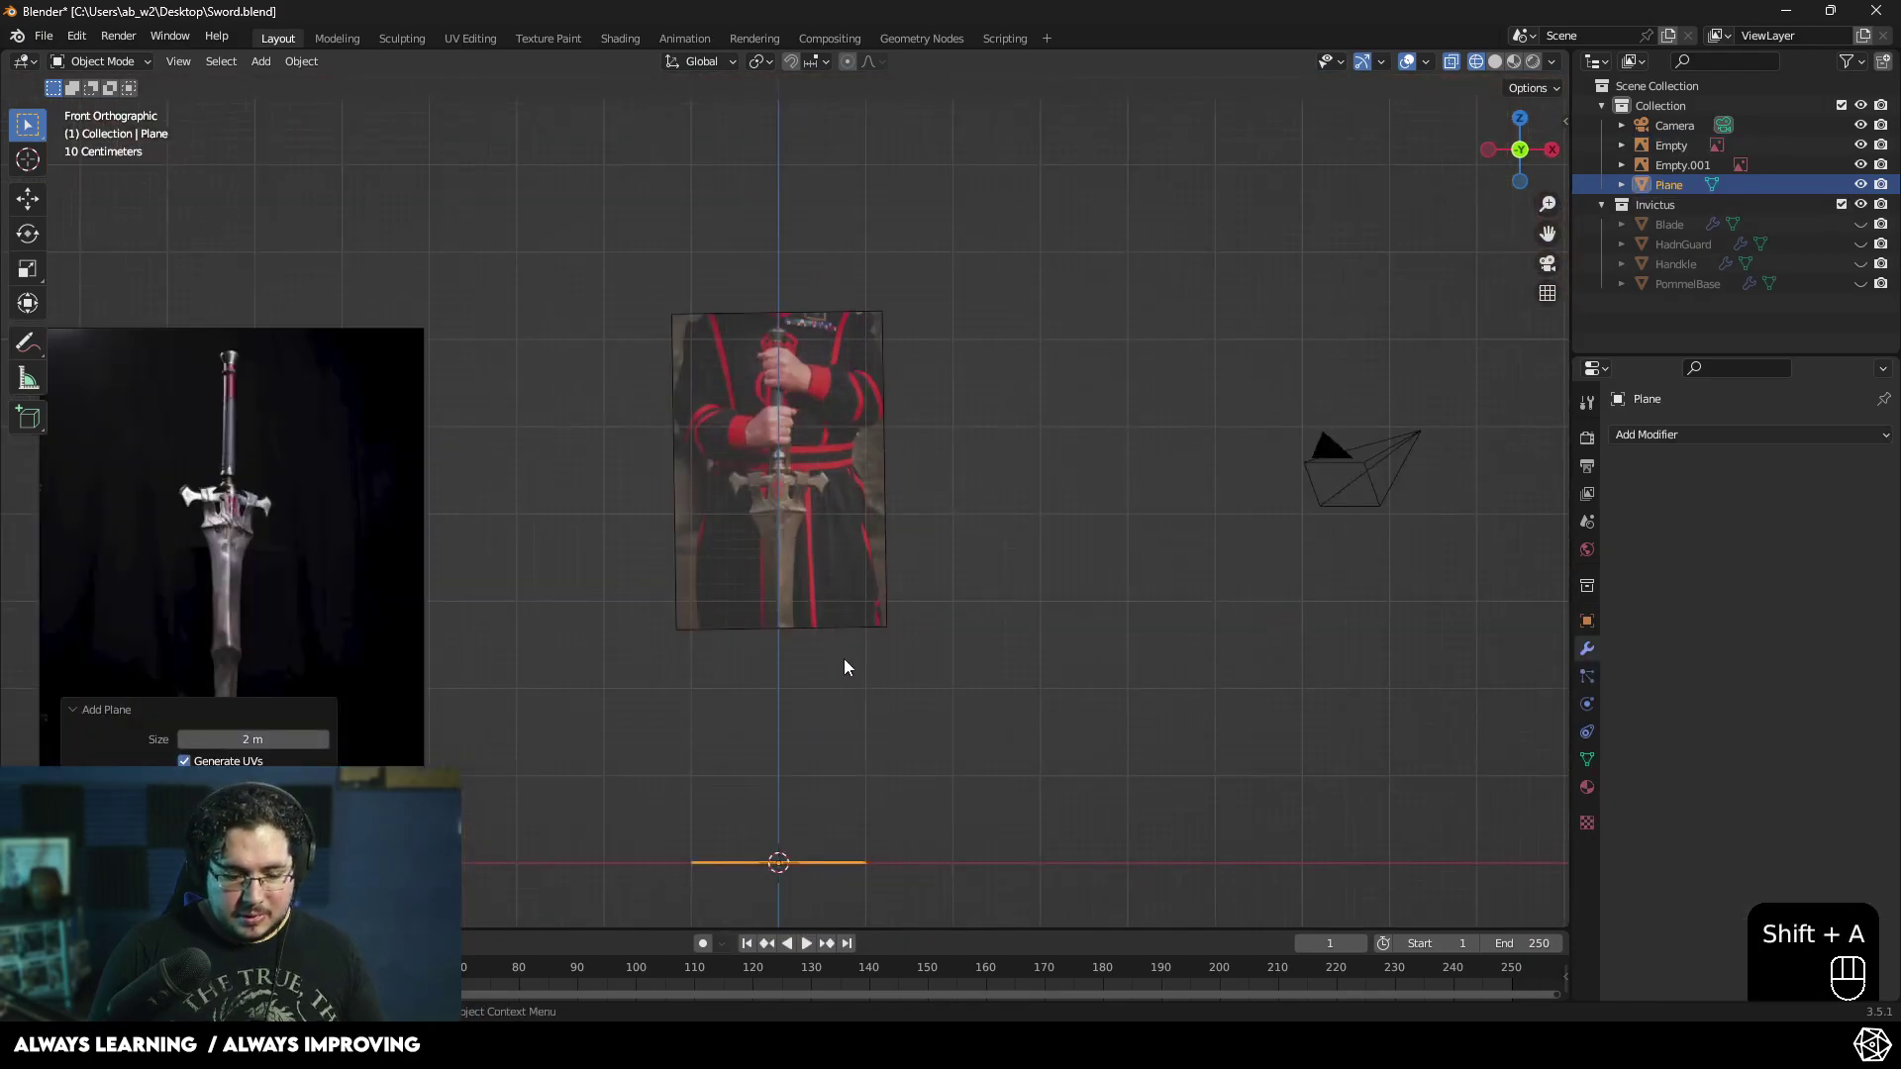
key(g)
click(859, 316)
key(r)
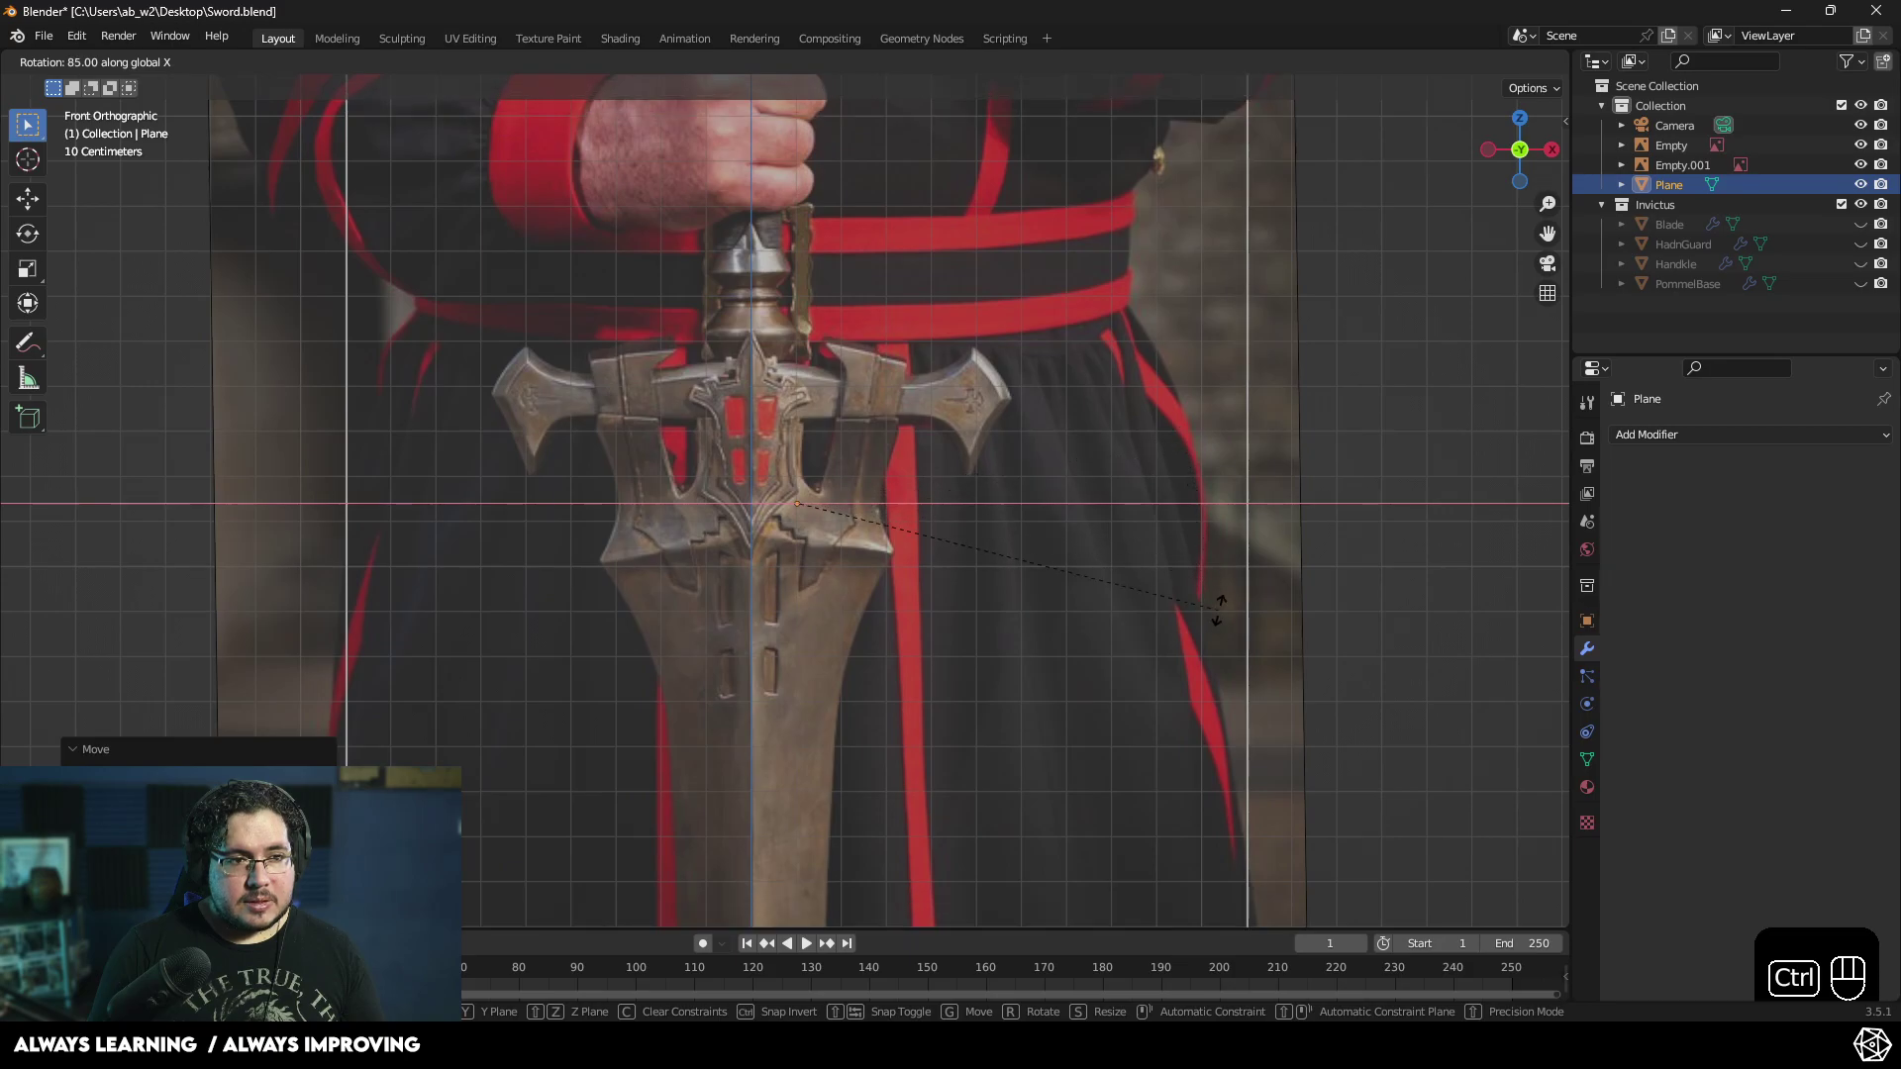
click(1240, 661)
key(s)
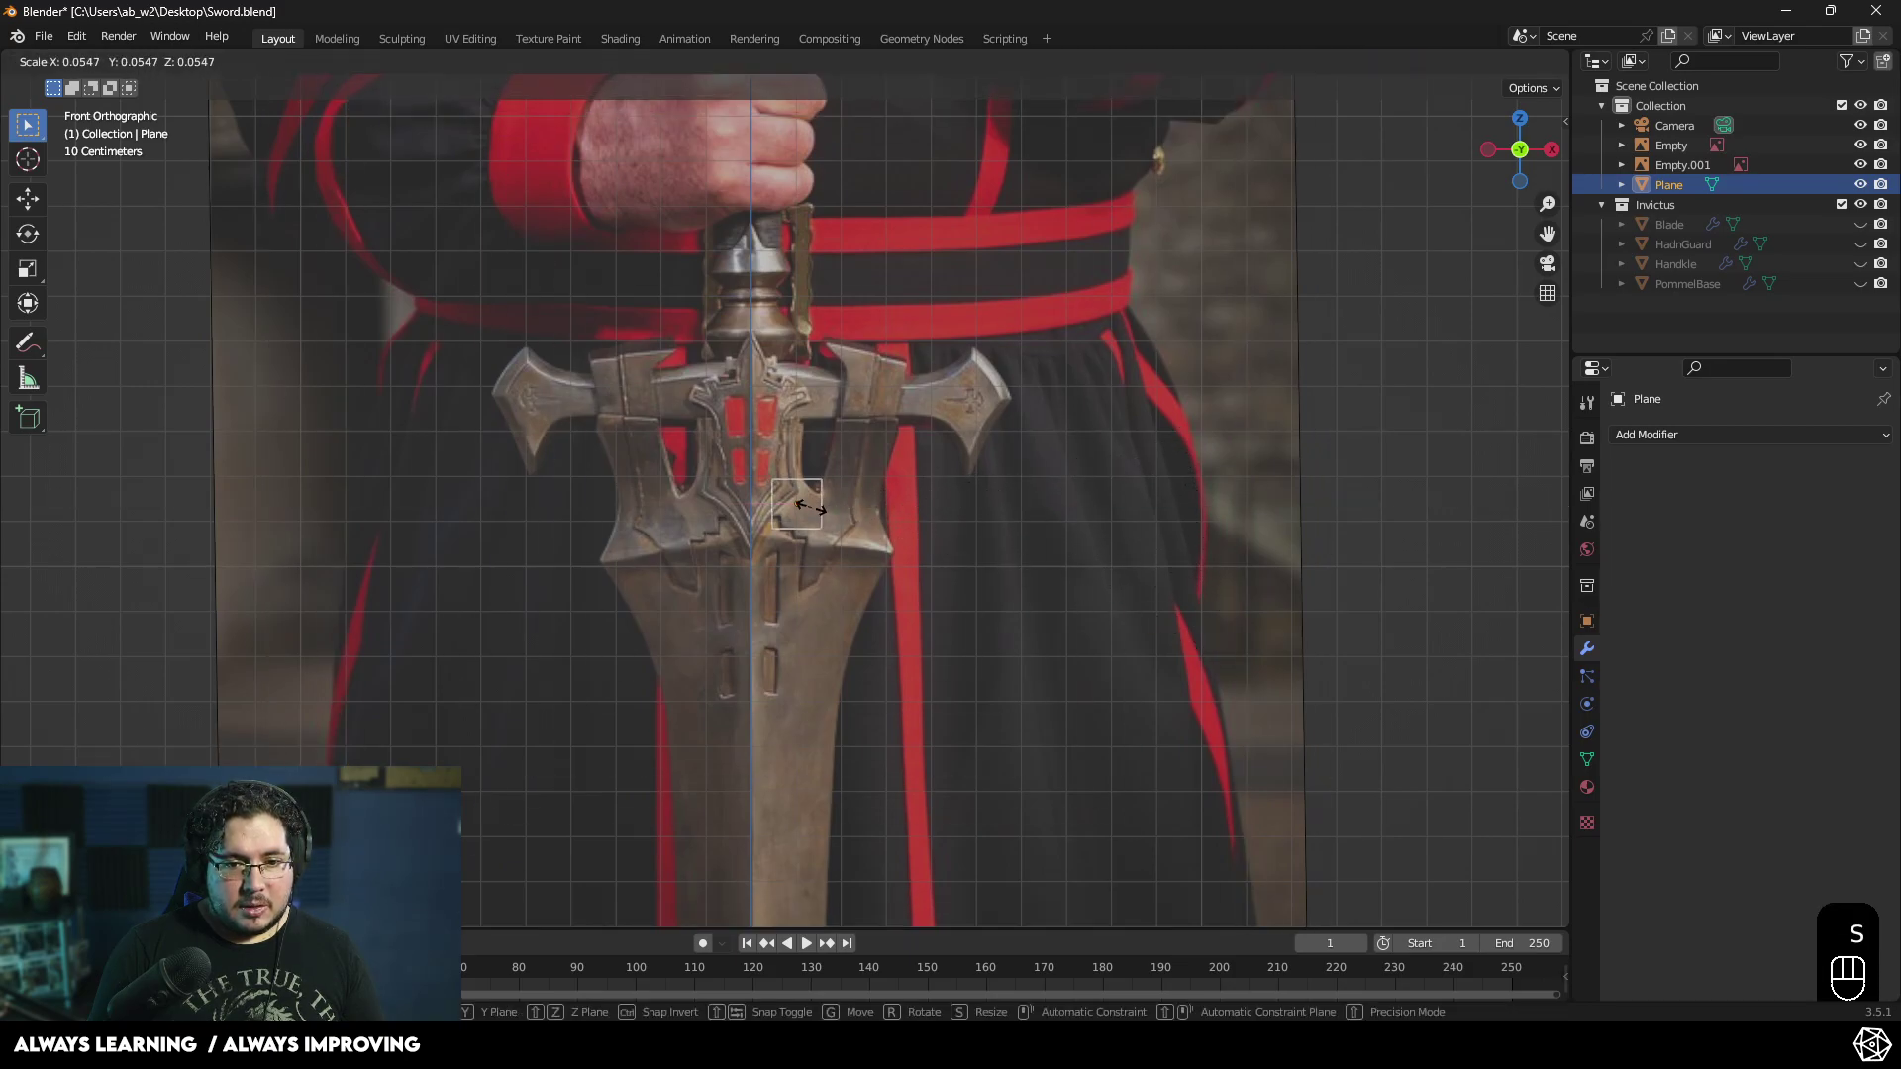
click(811, 512)
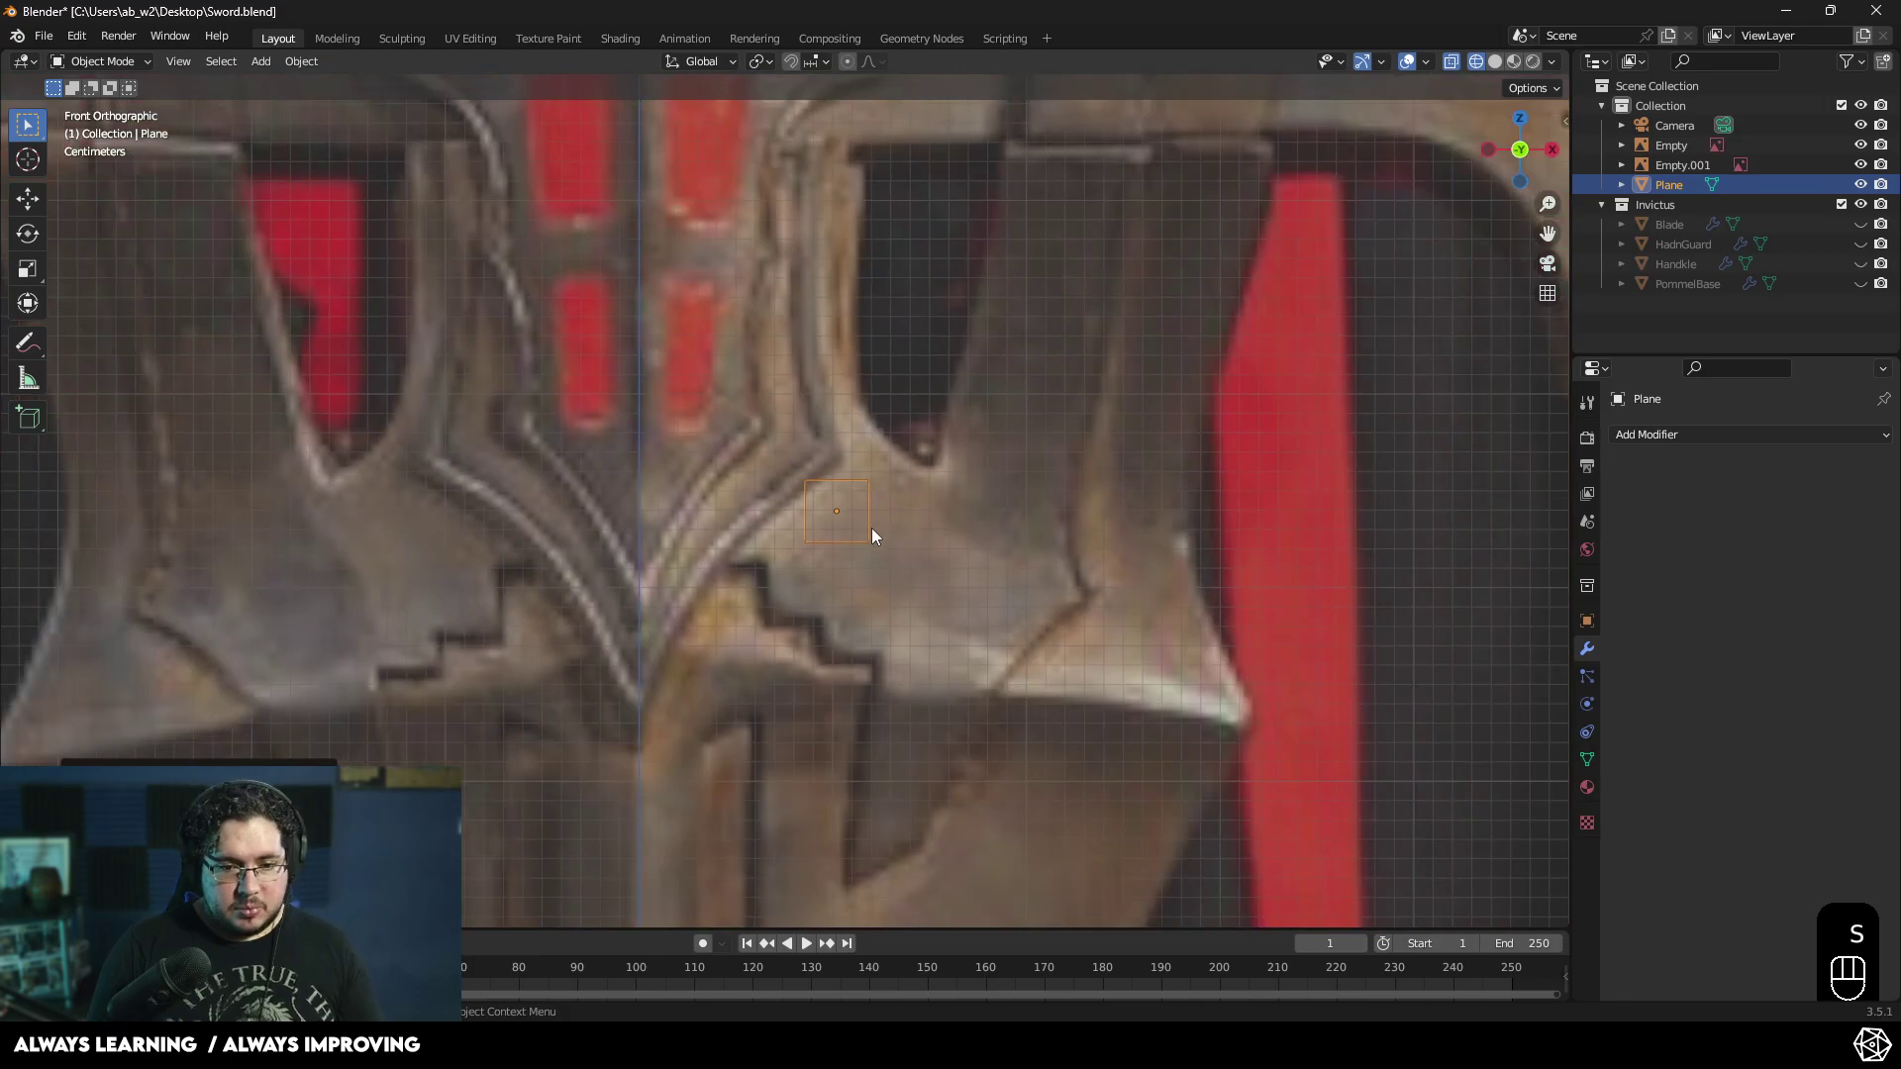
- Place the small plane on the hand guard crest centre and enter mesh editing
key(g)
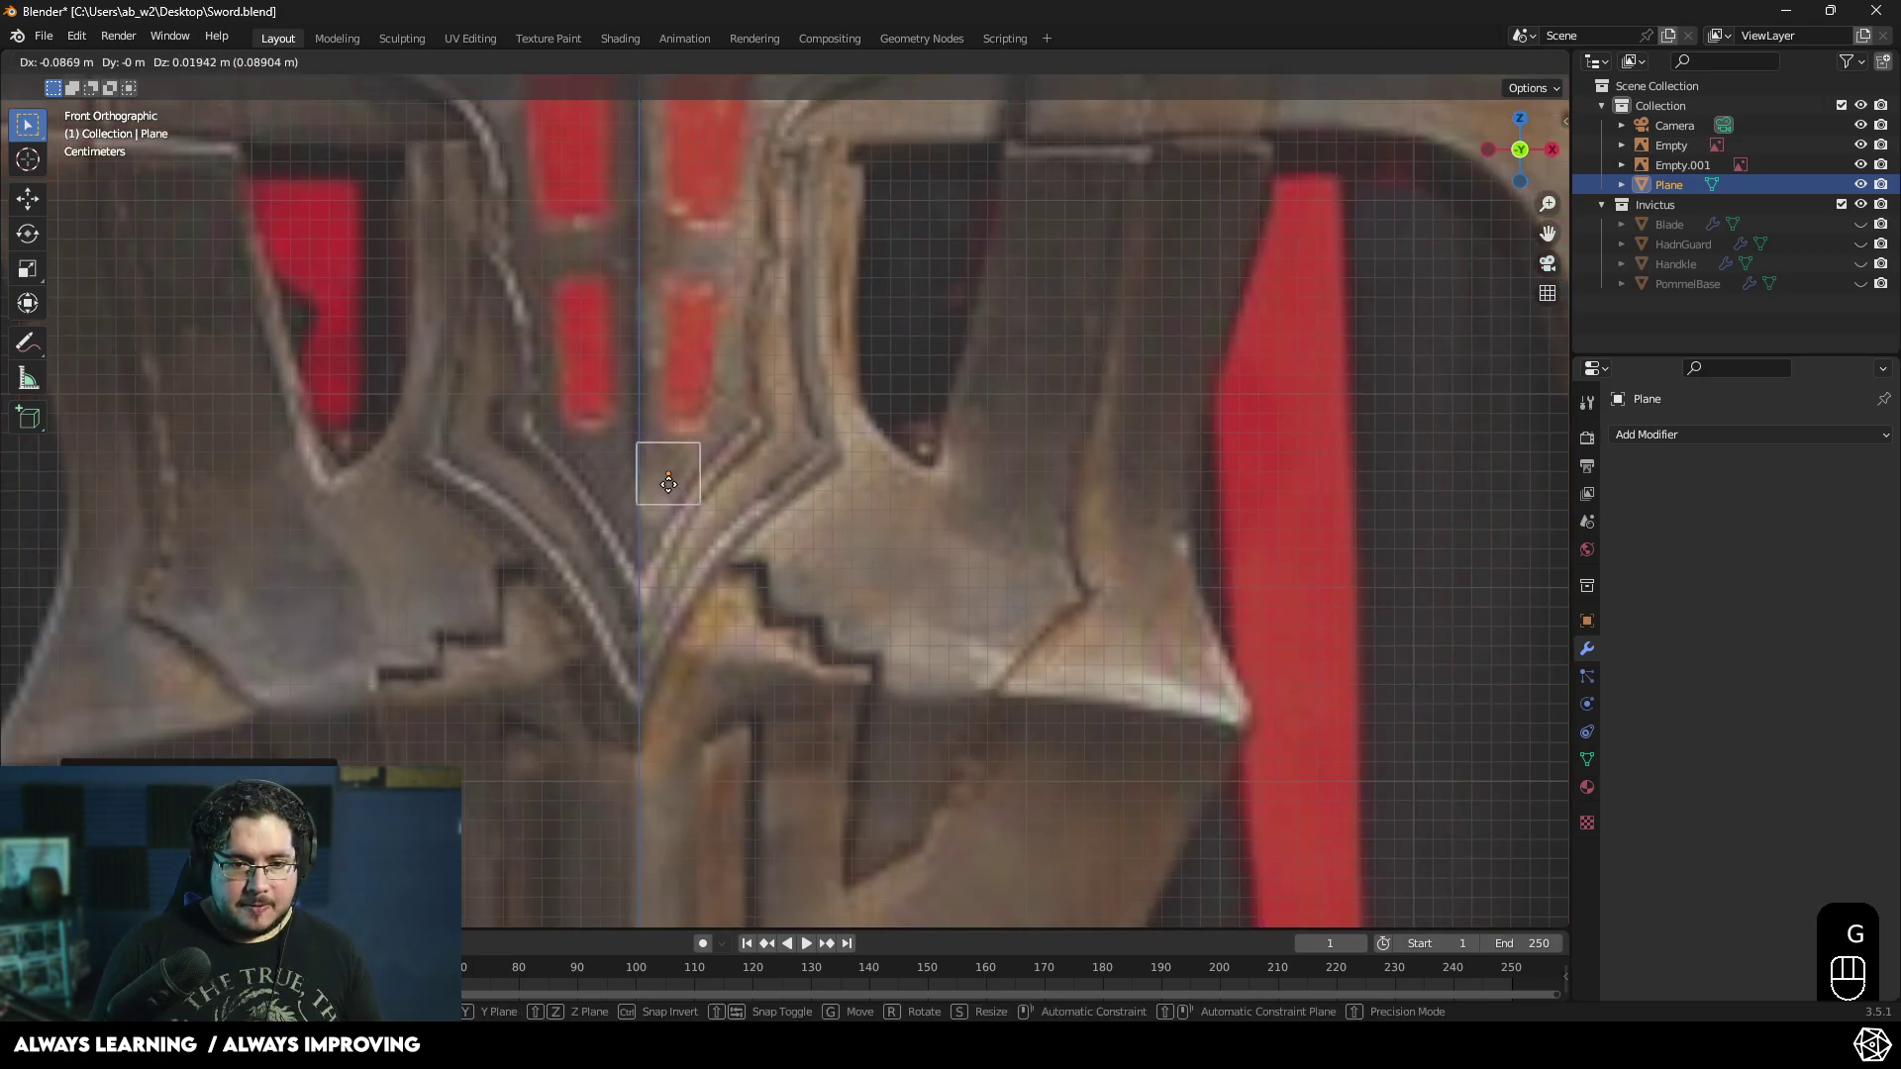
click(675, 490)
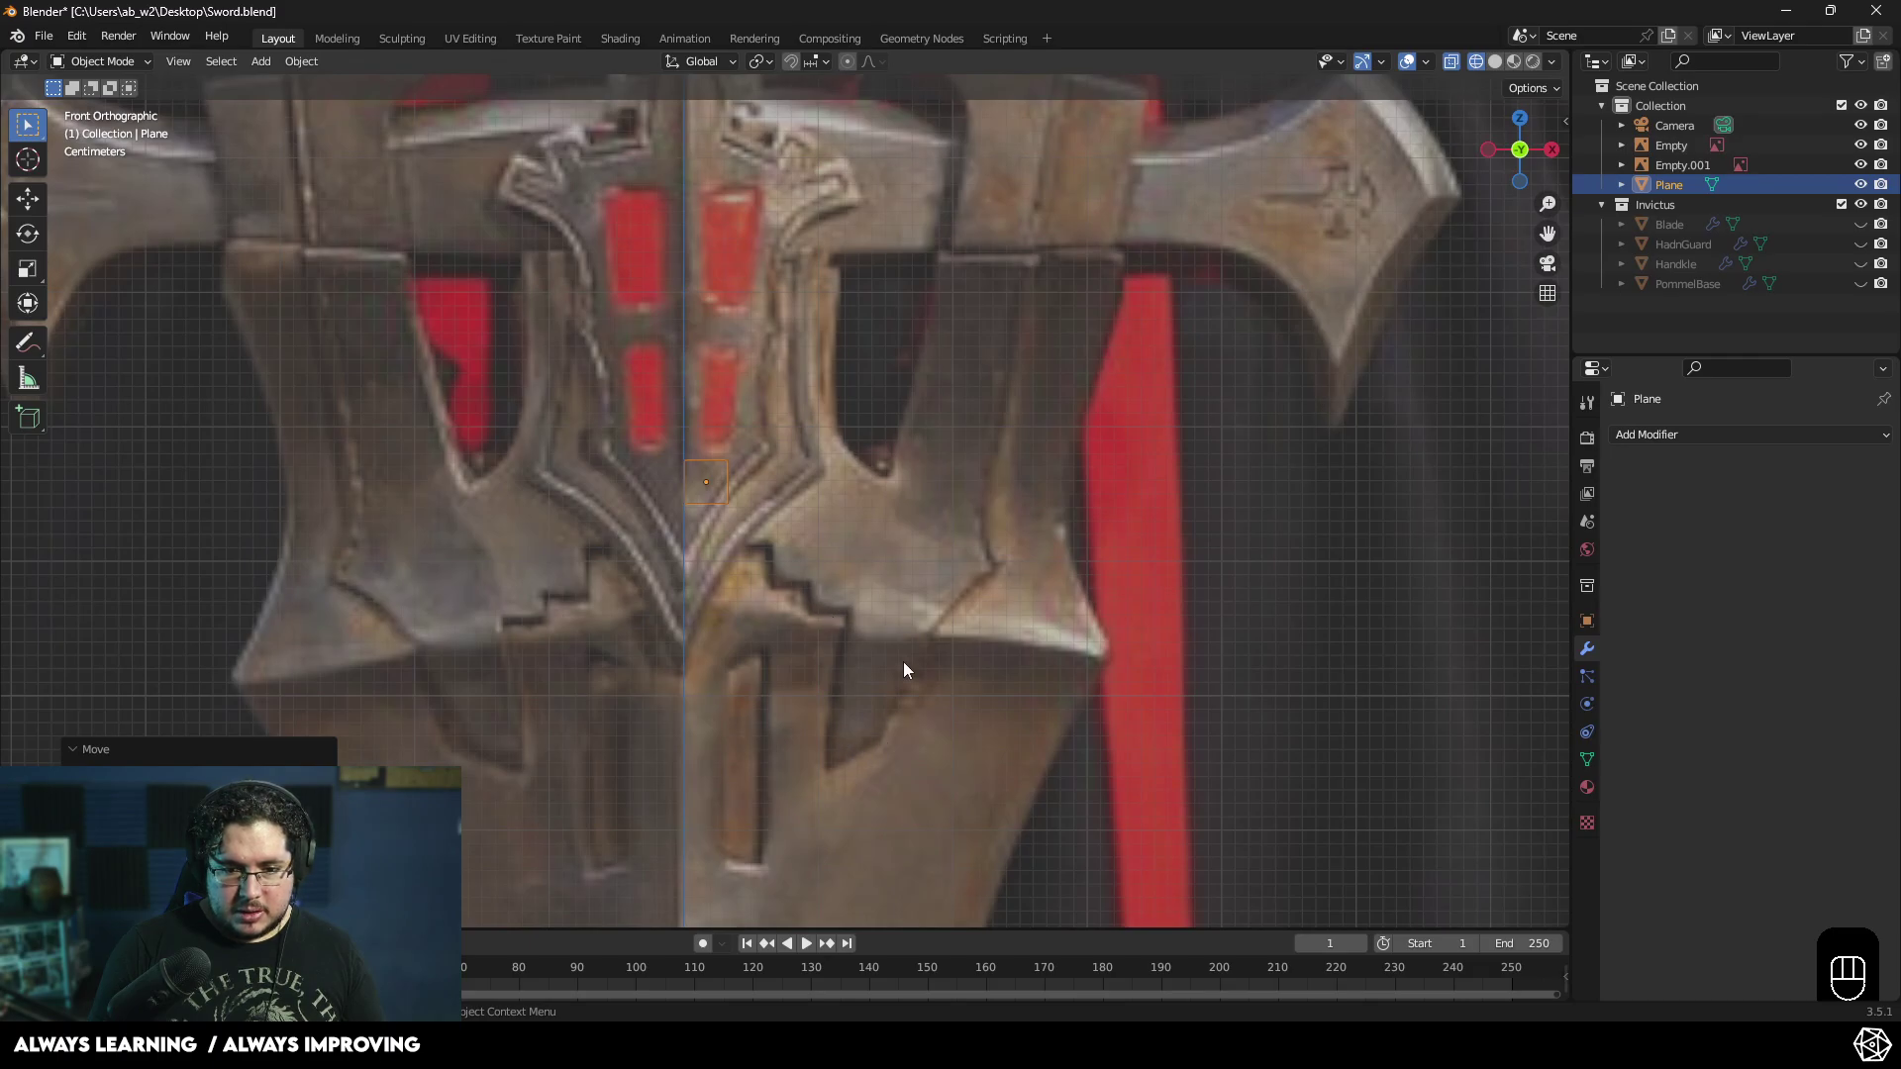
key(g)
click(640, 580)
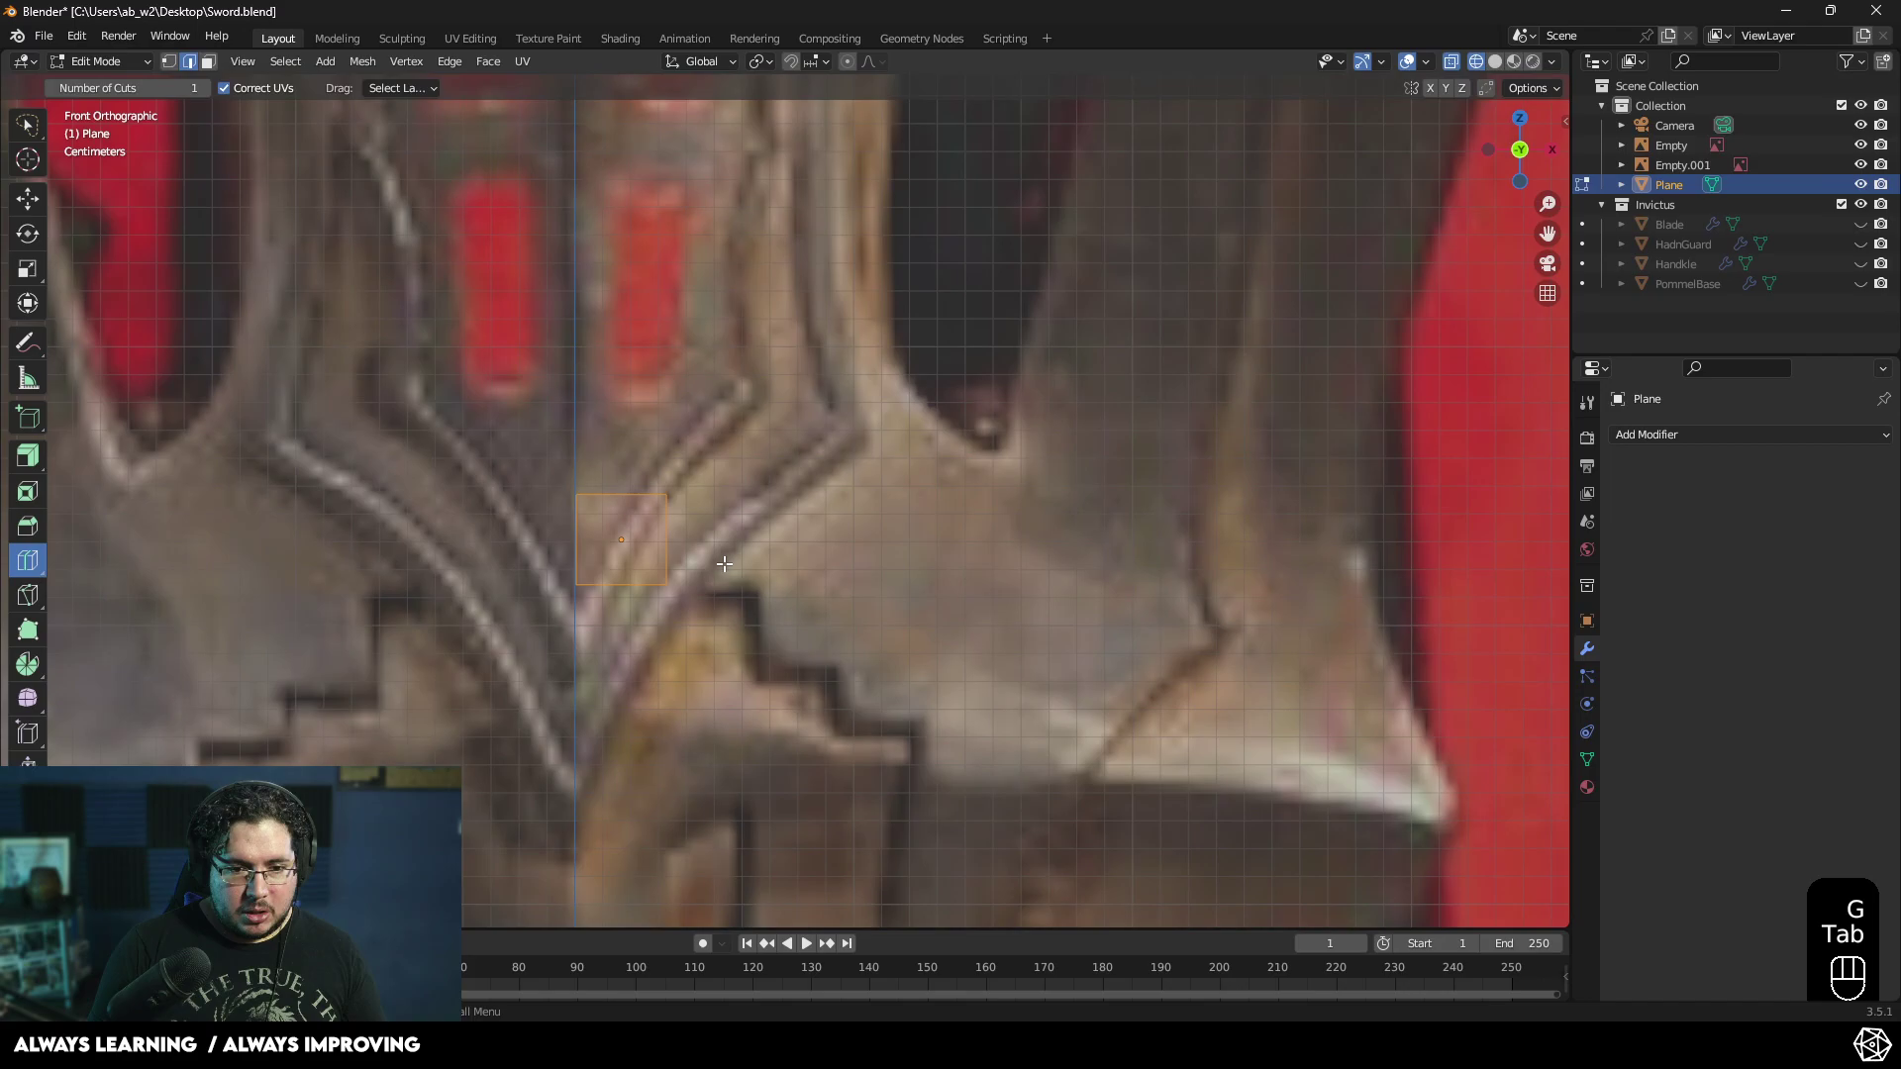
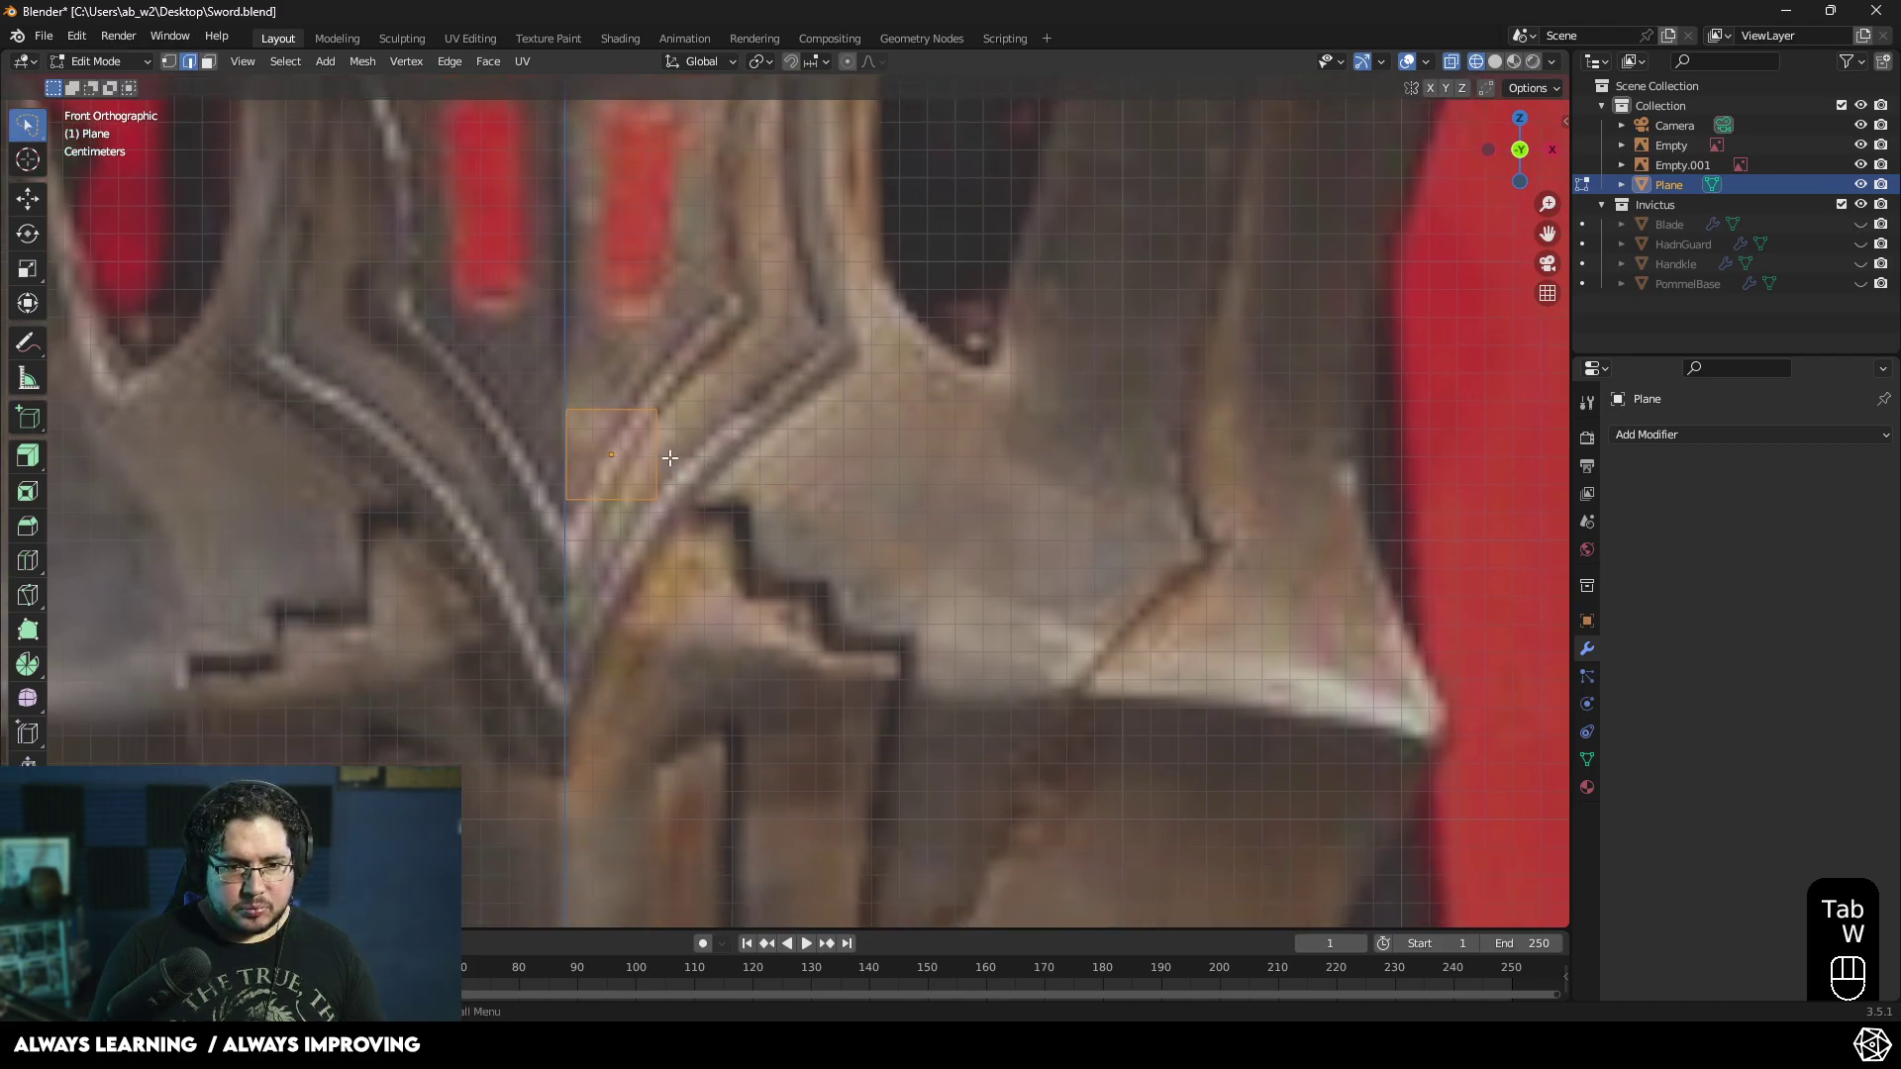
- Loop-cut and extrude the plane into a face strip along the guard and up the right prong
key(2)
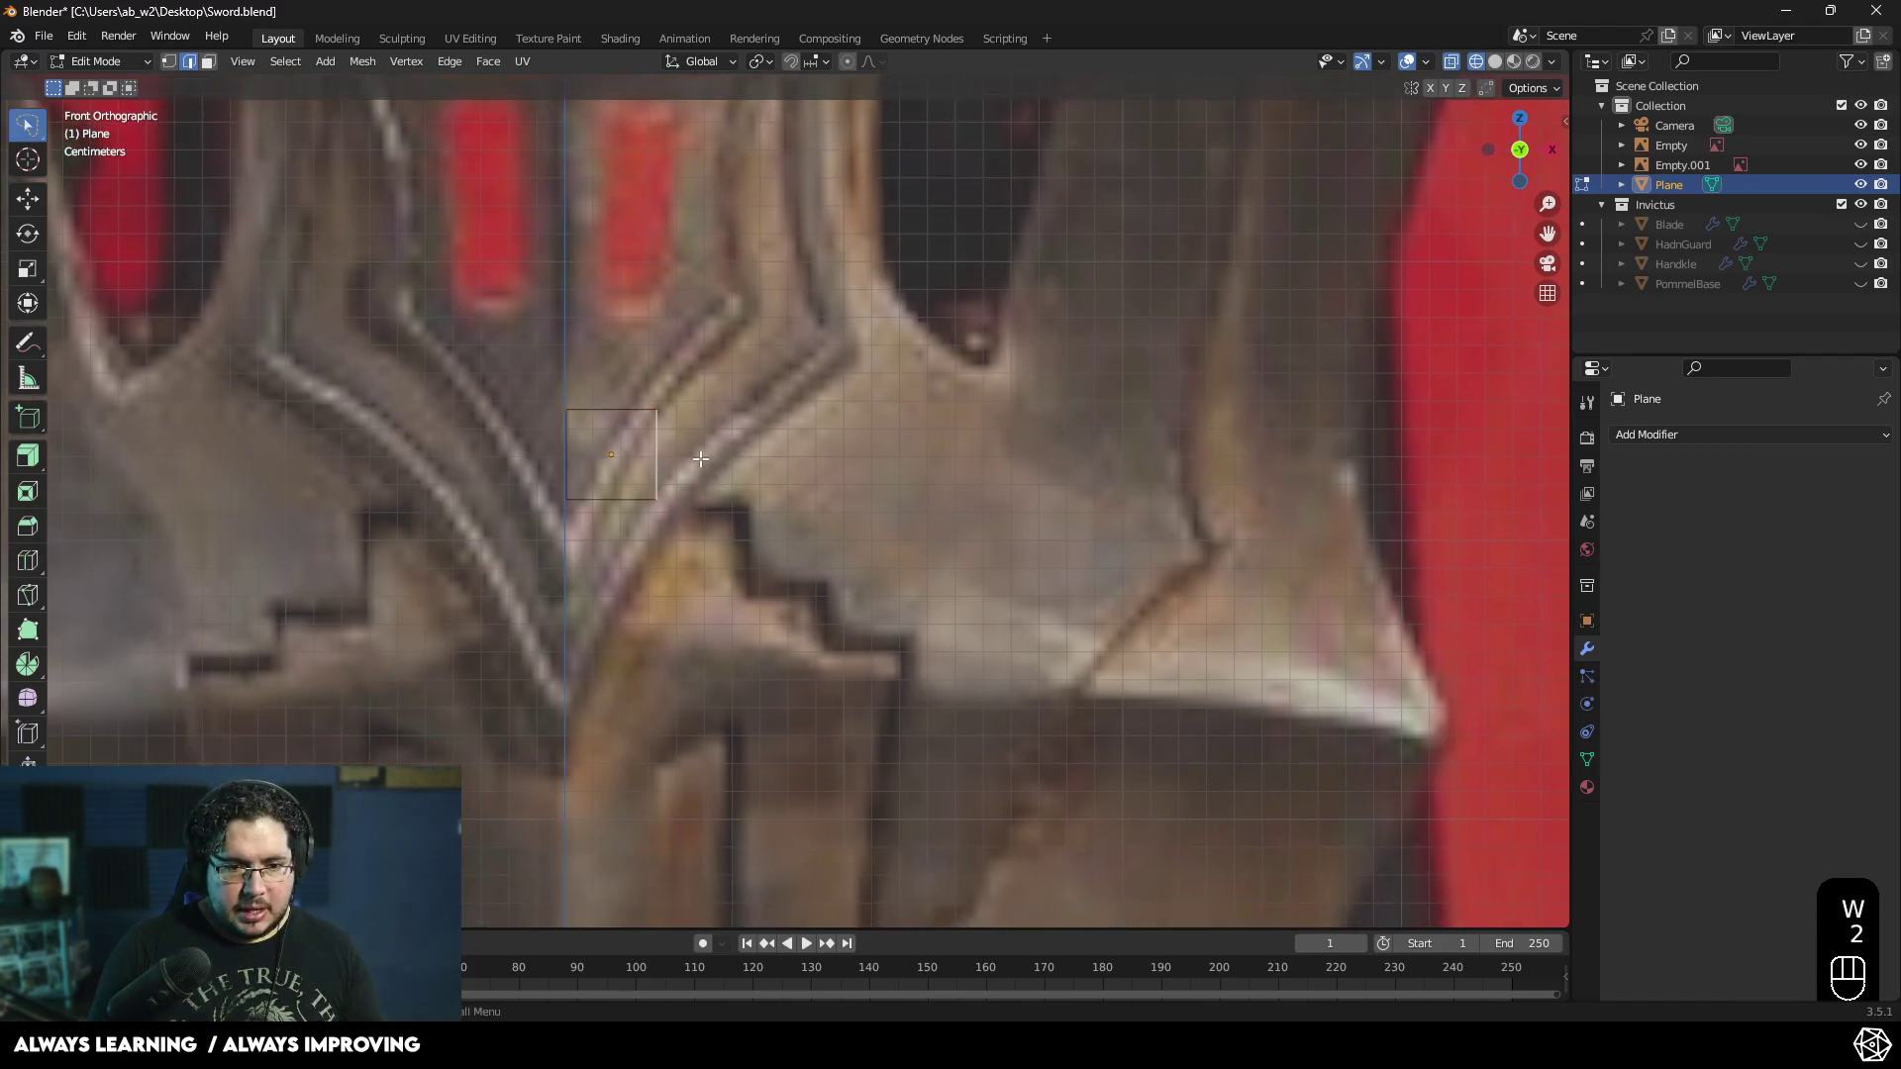
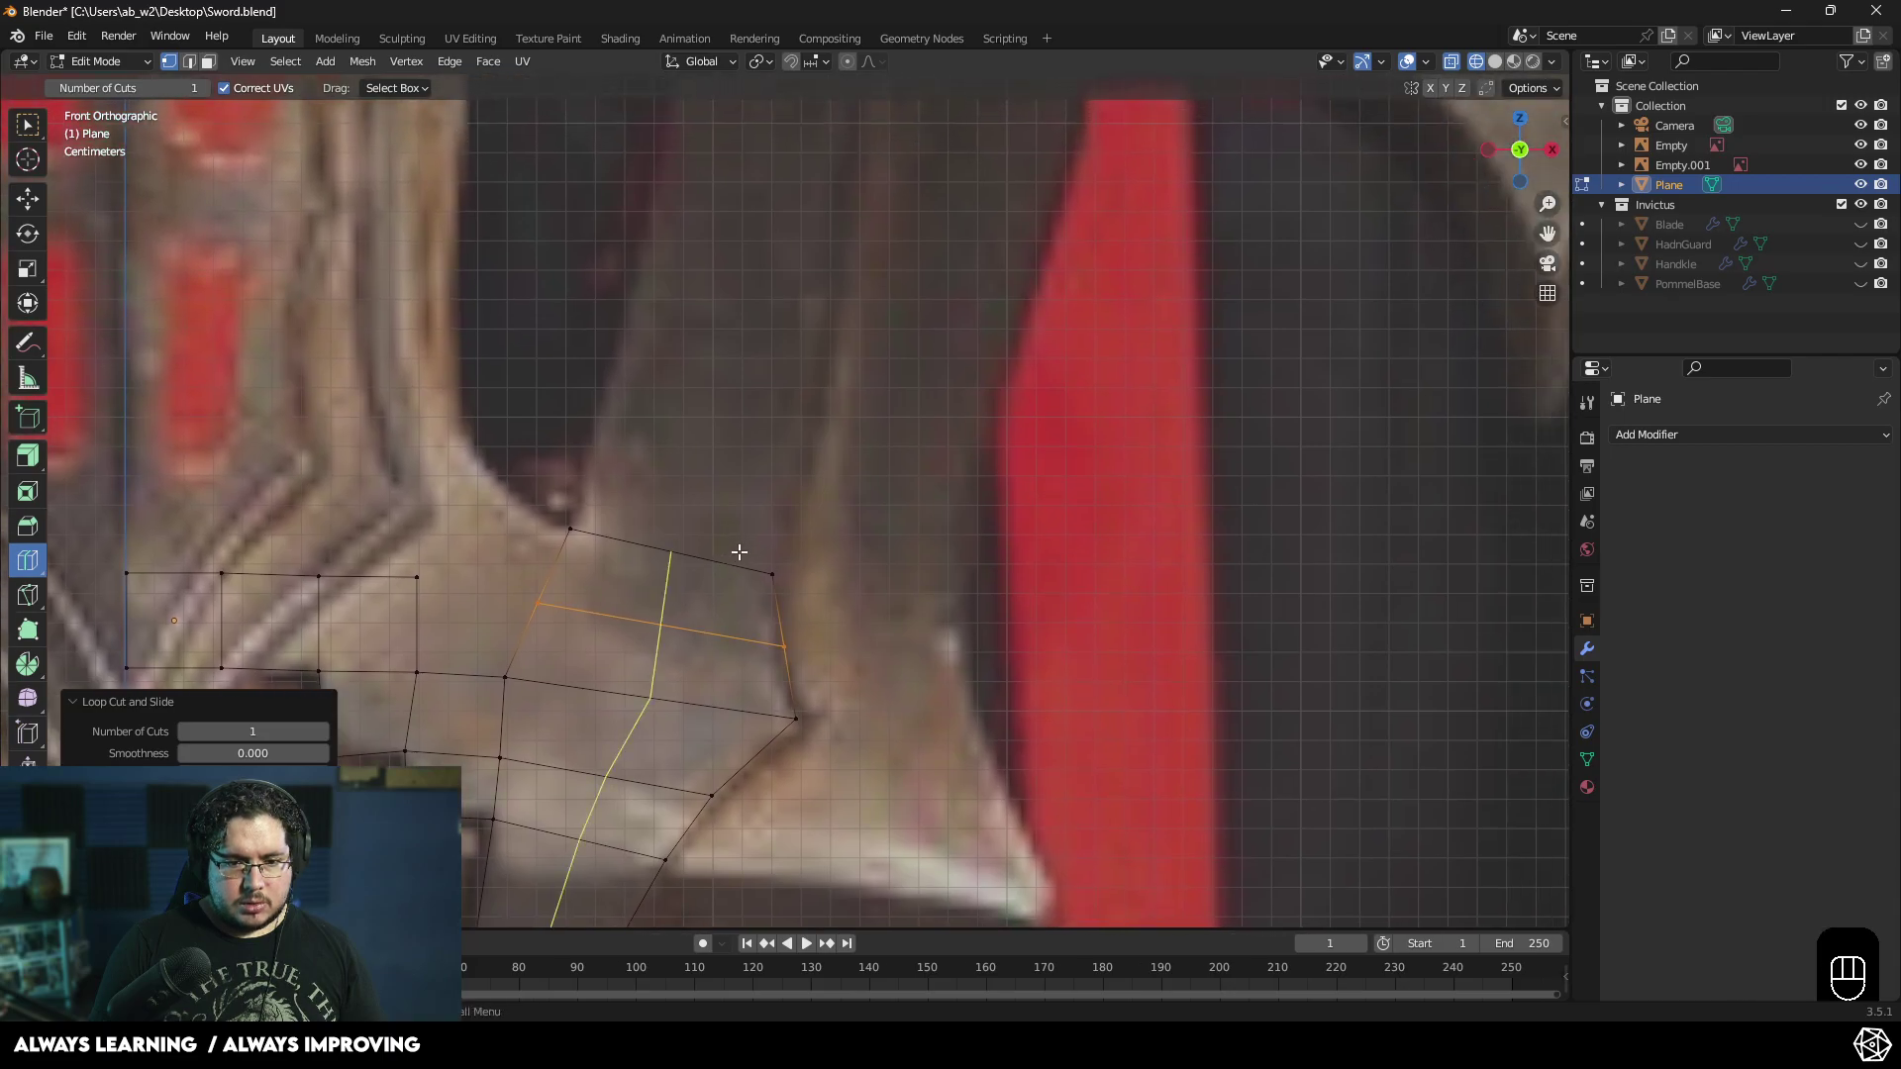
key(1)
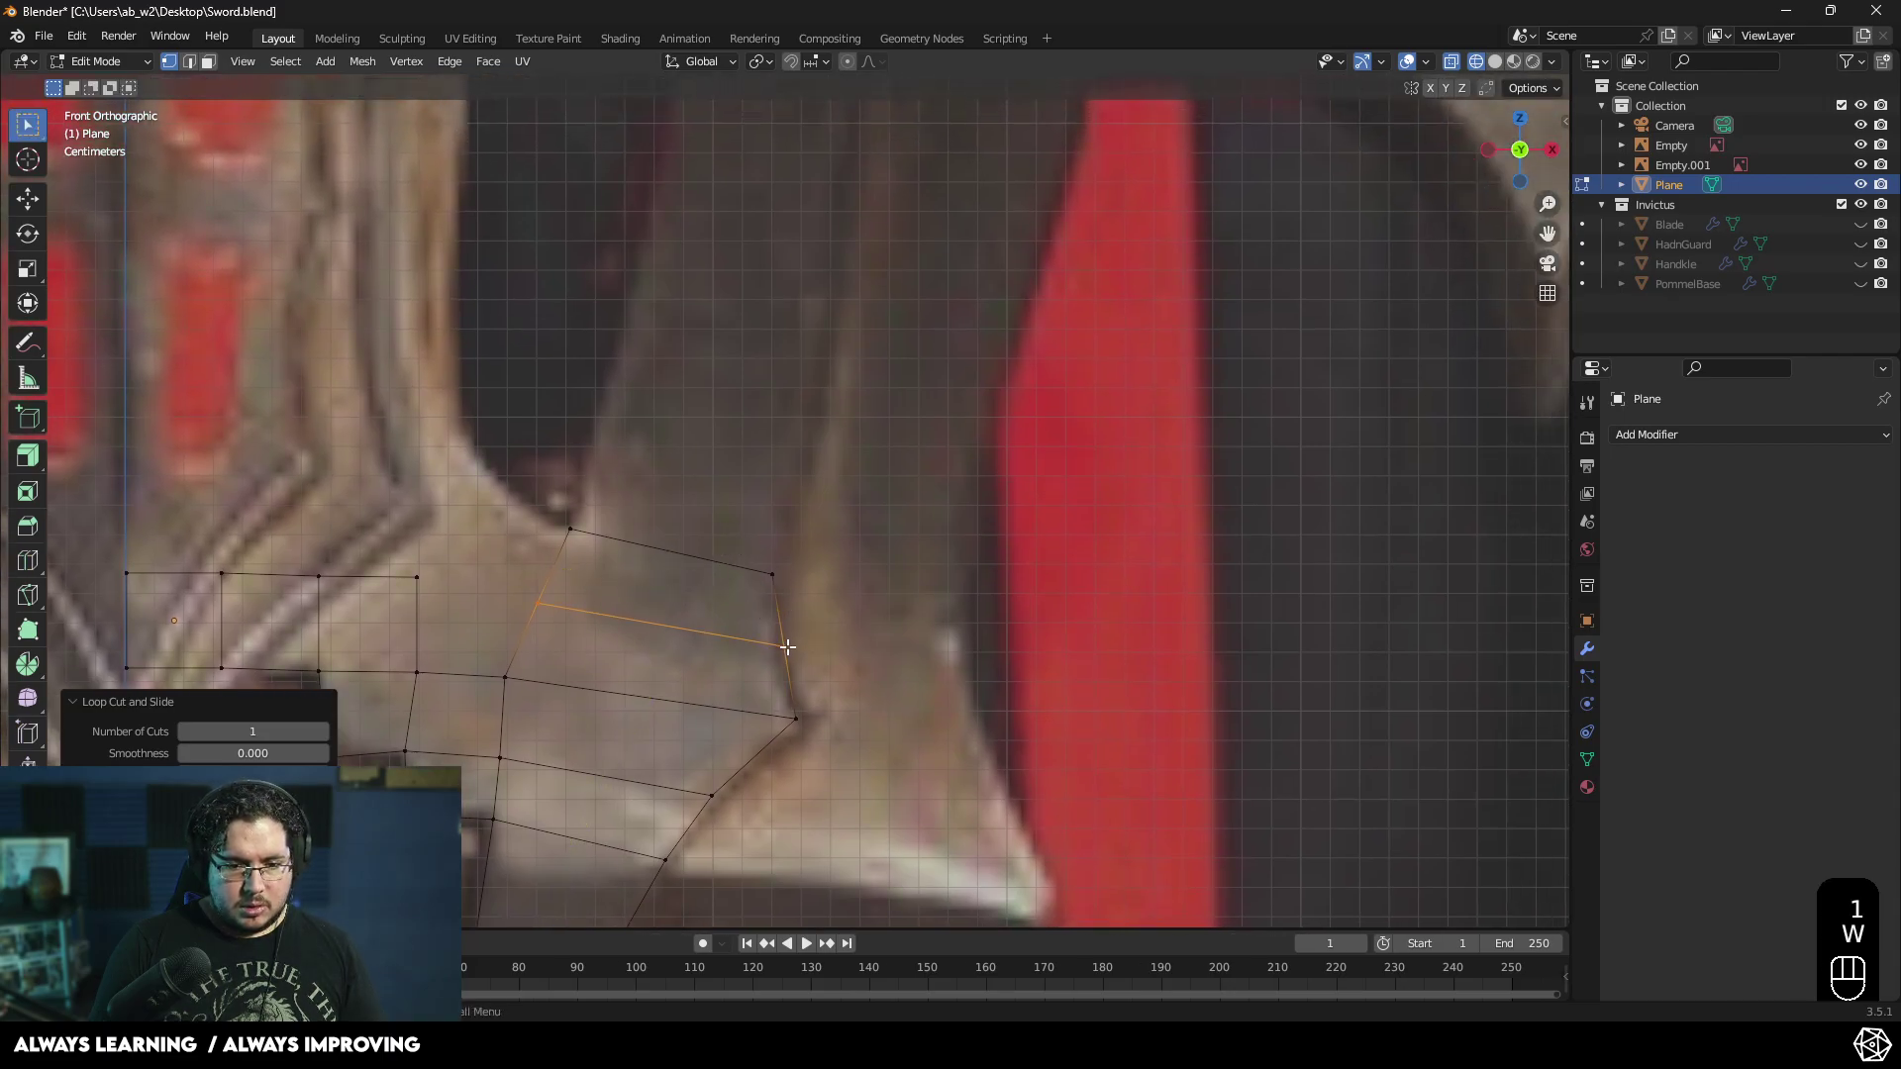
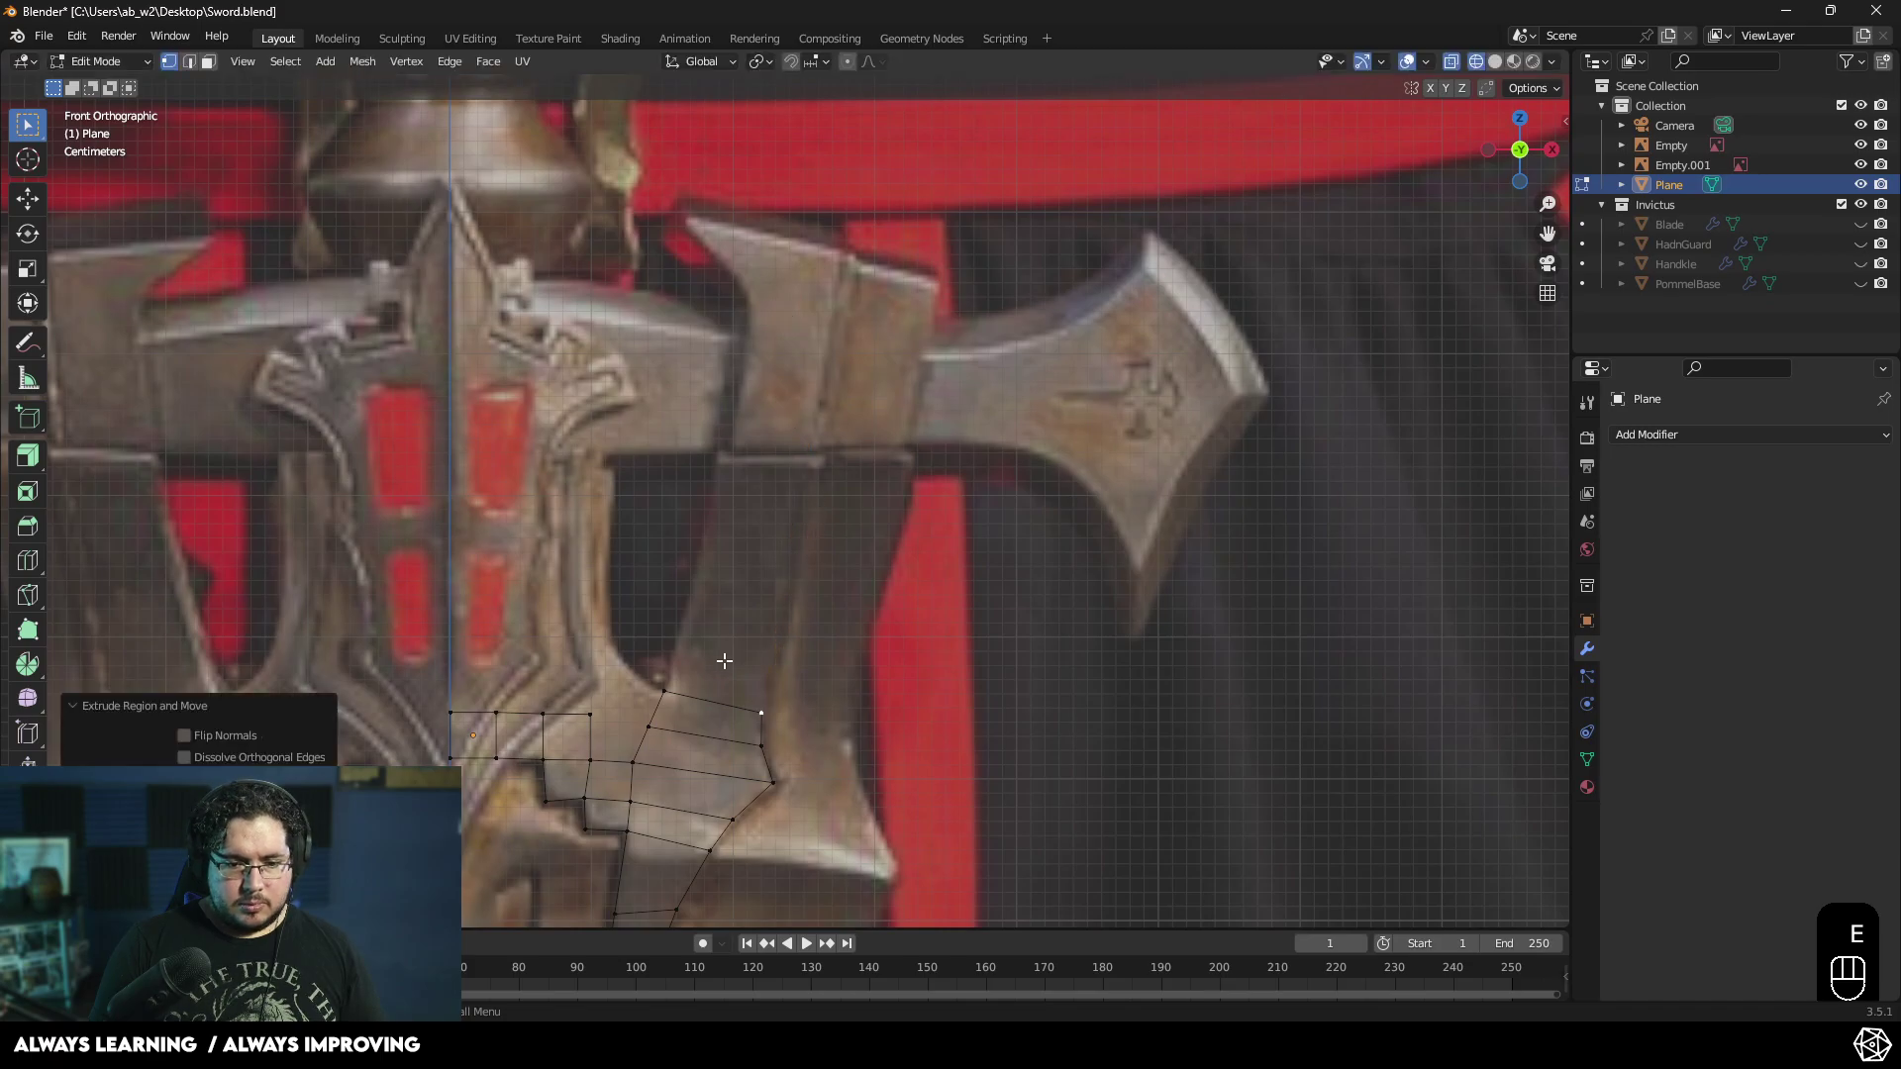
key(2)
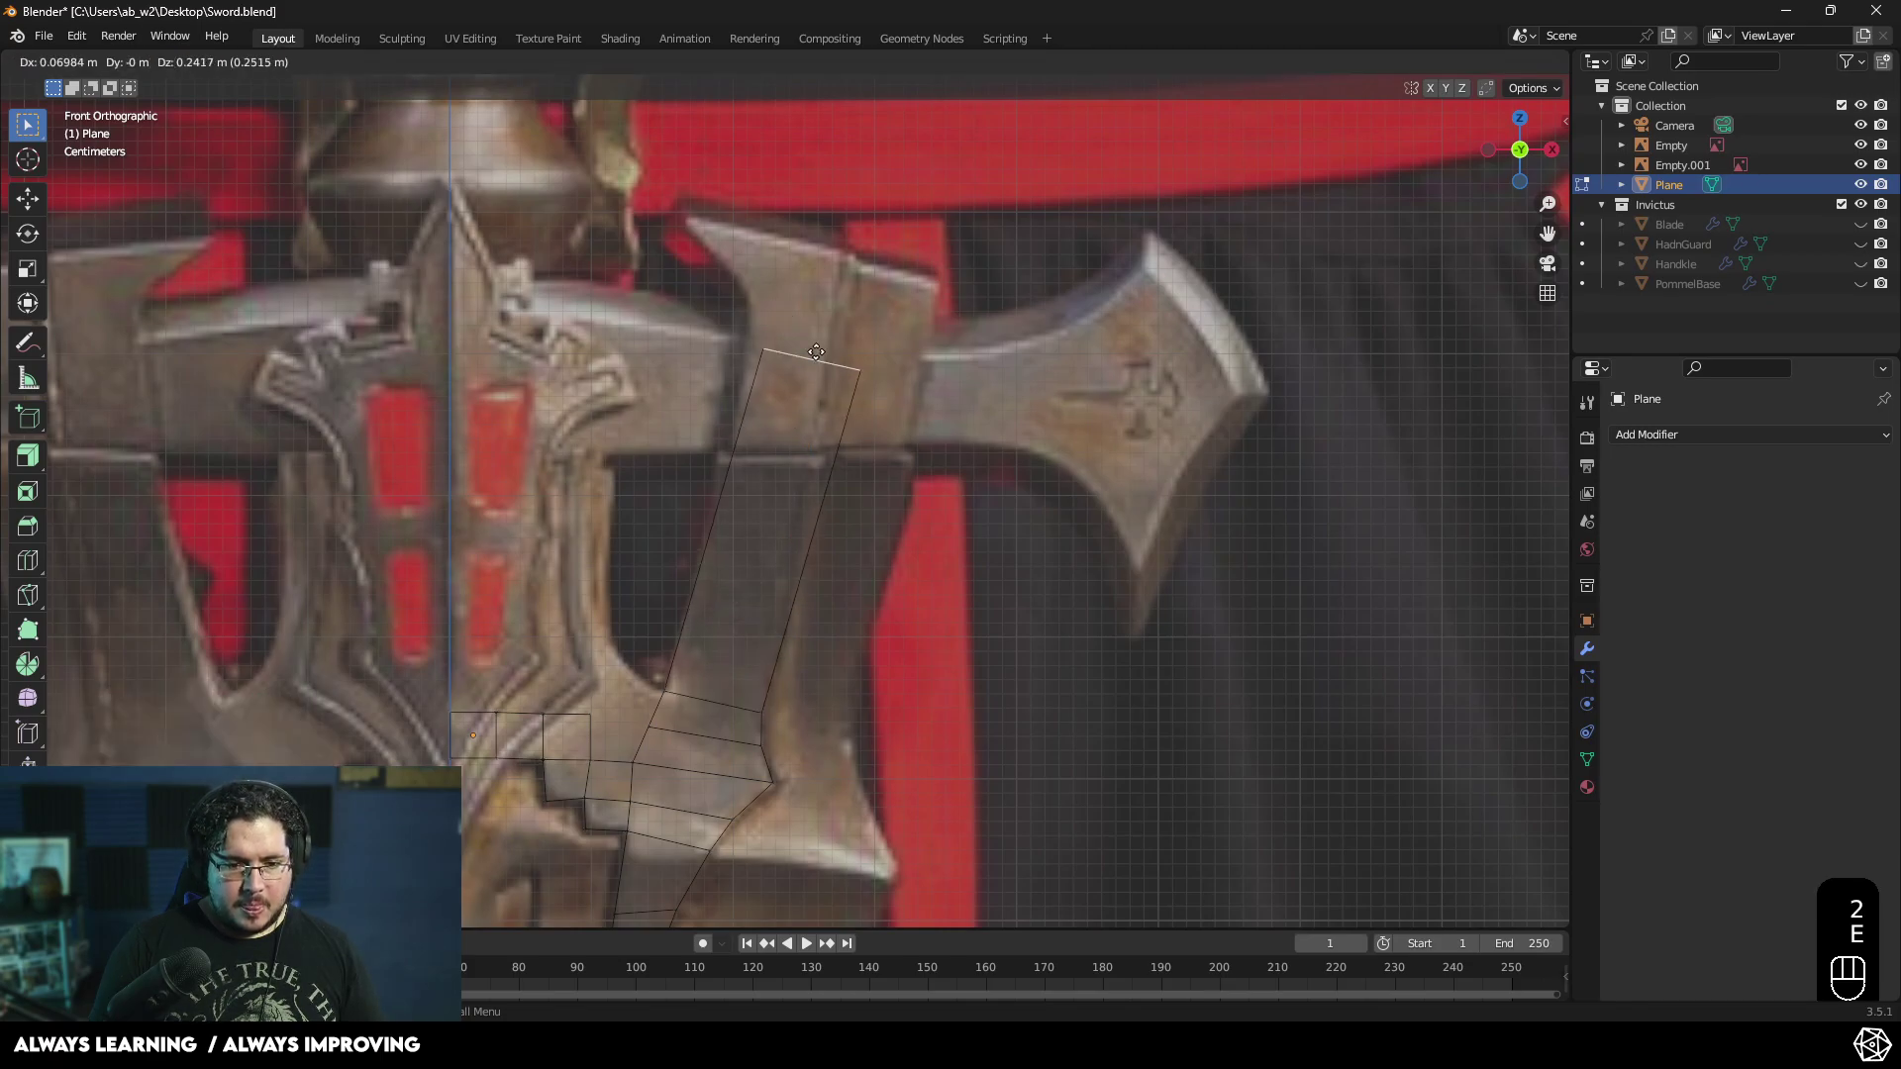
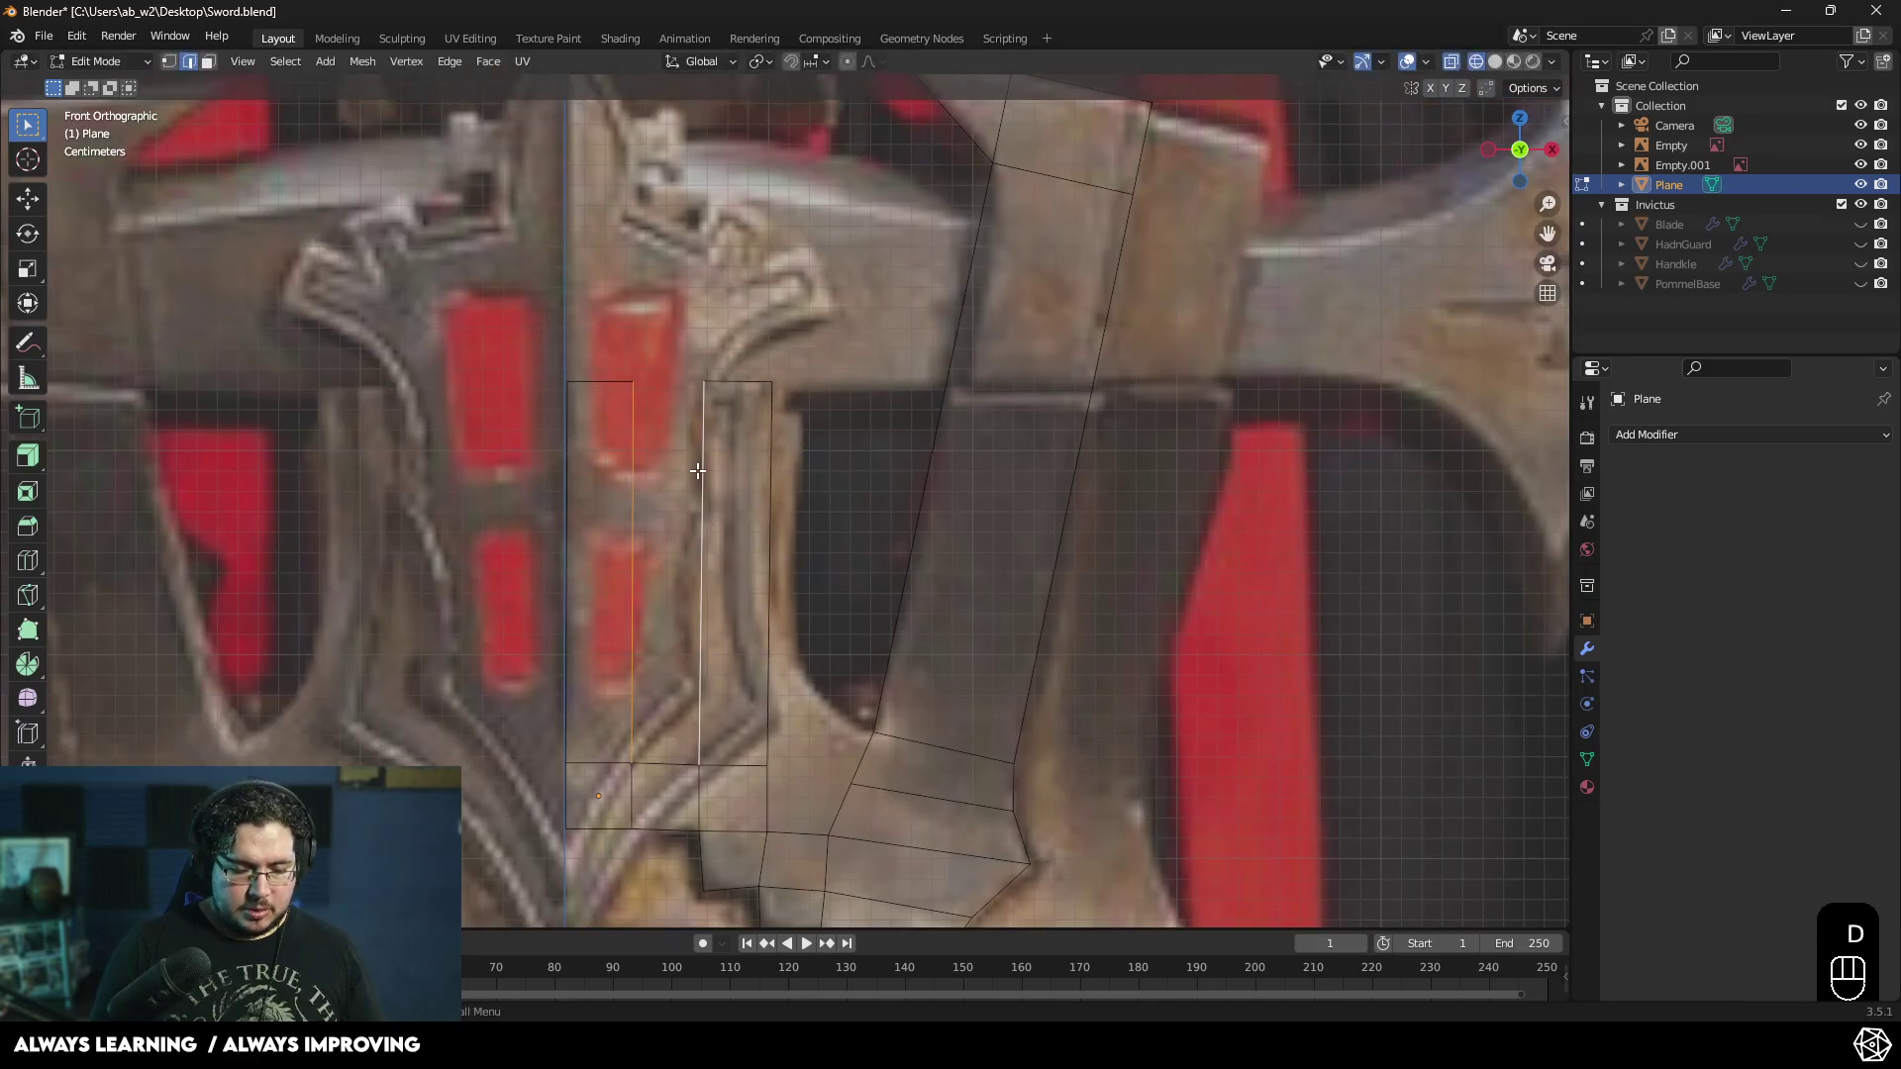
- Re-enter vertex editing on the traced plane and scale its top vertices into the crest's peak
key(d)
key(Tab)
click(737, 551)
click(739, 530)
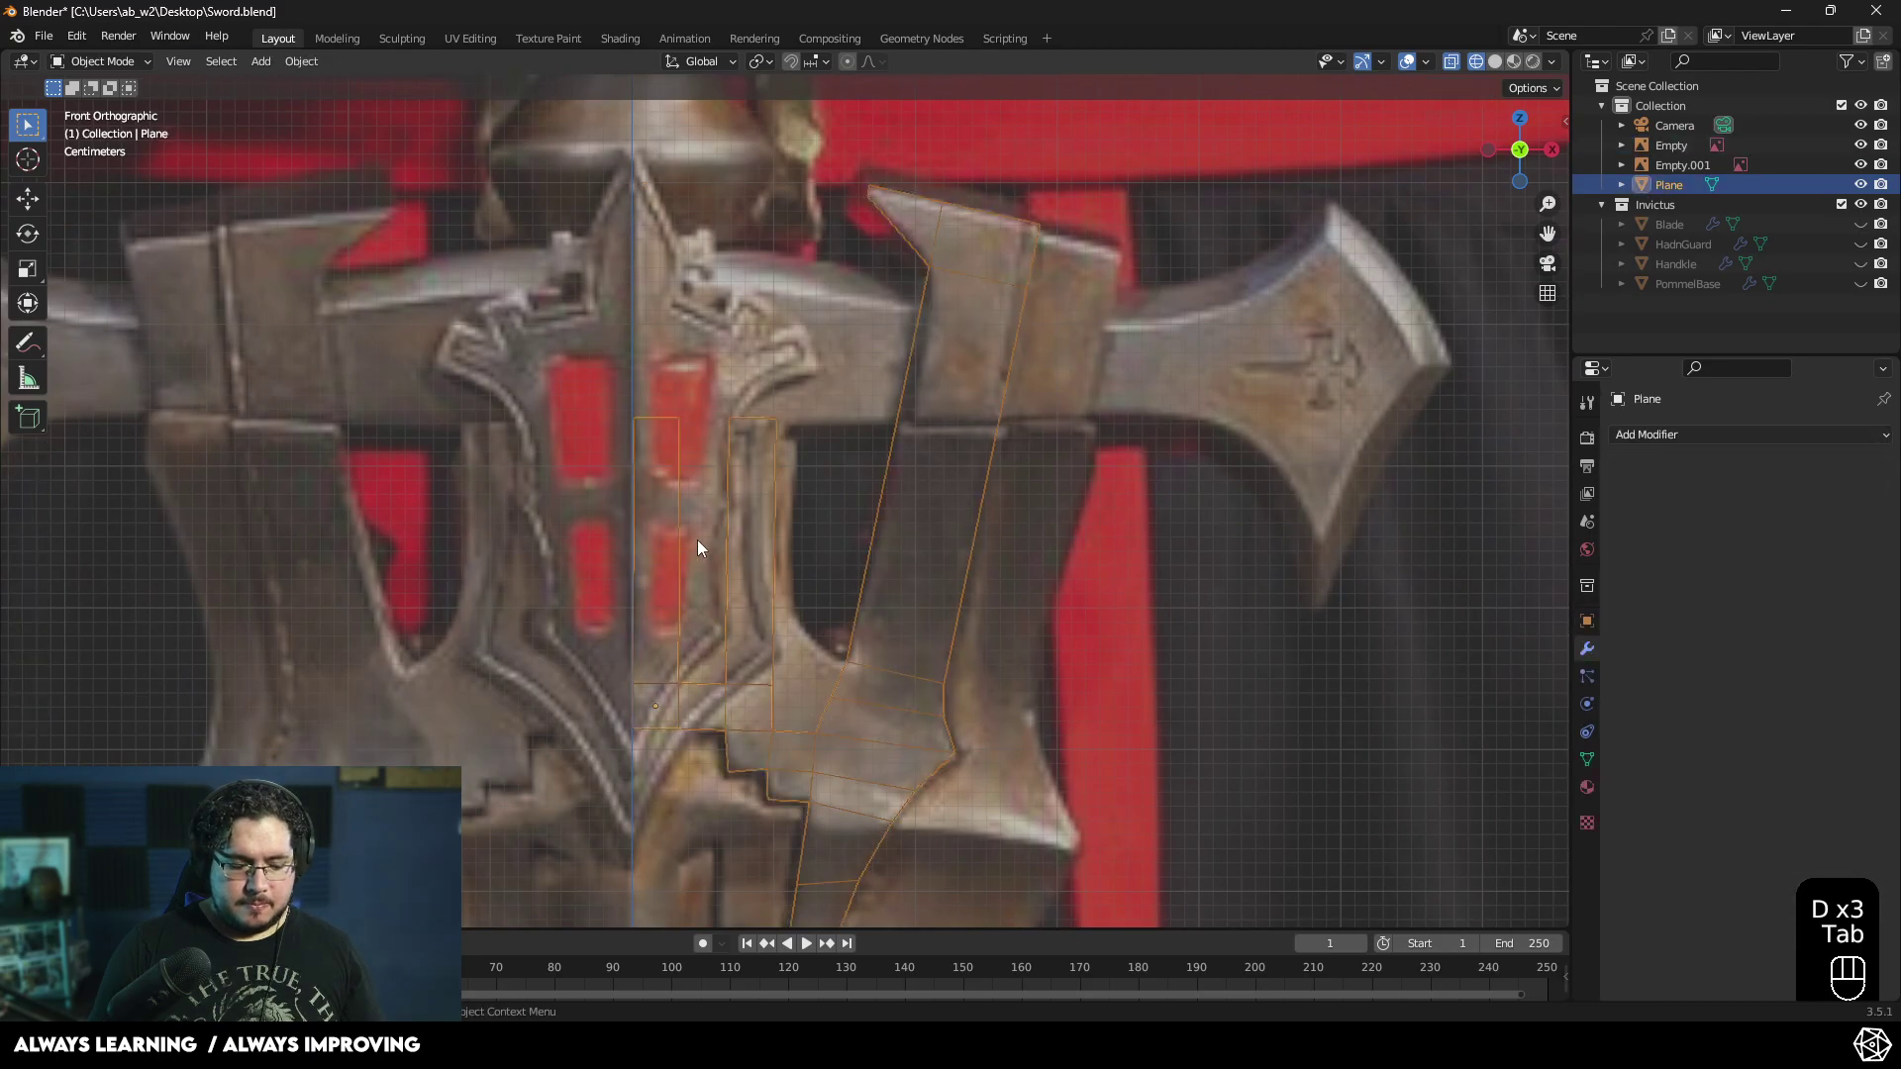
key(Tab)
key(2)
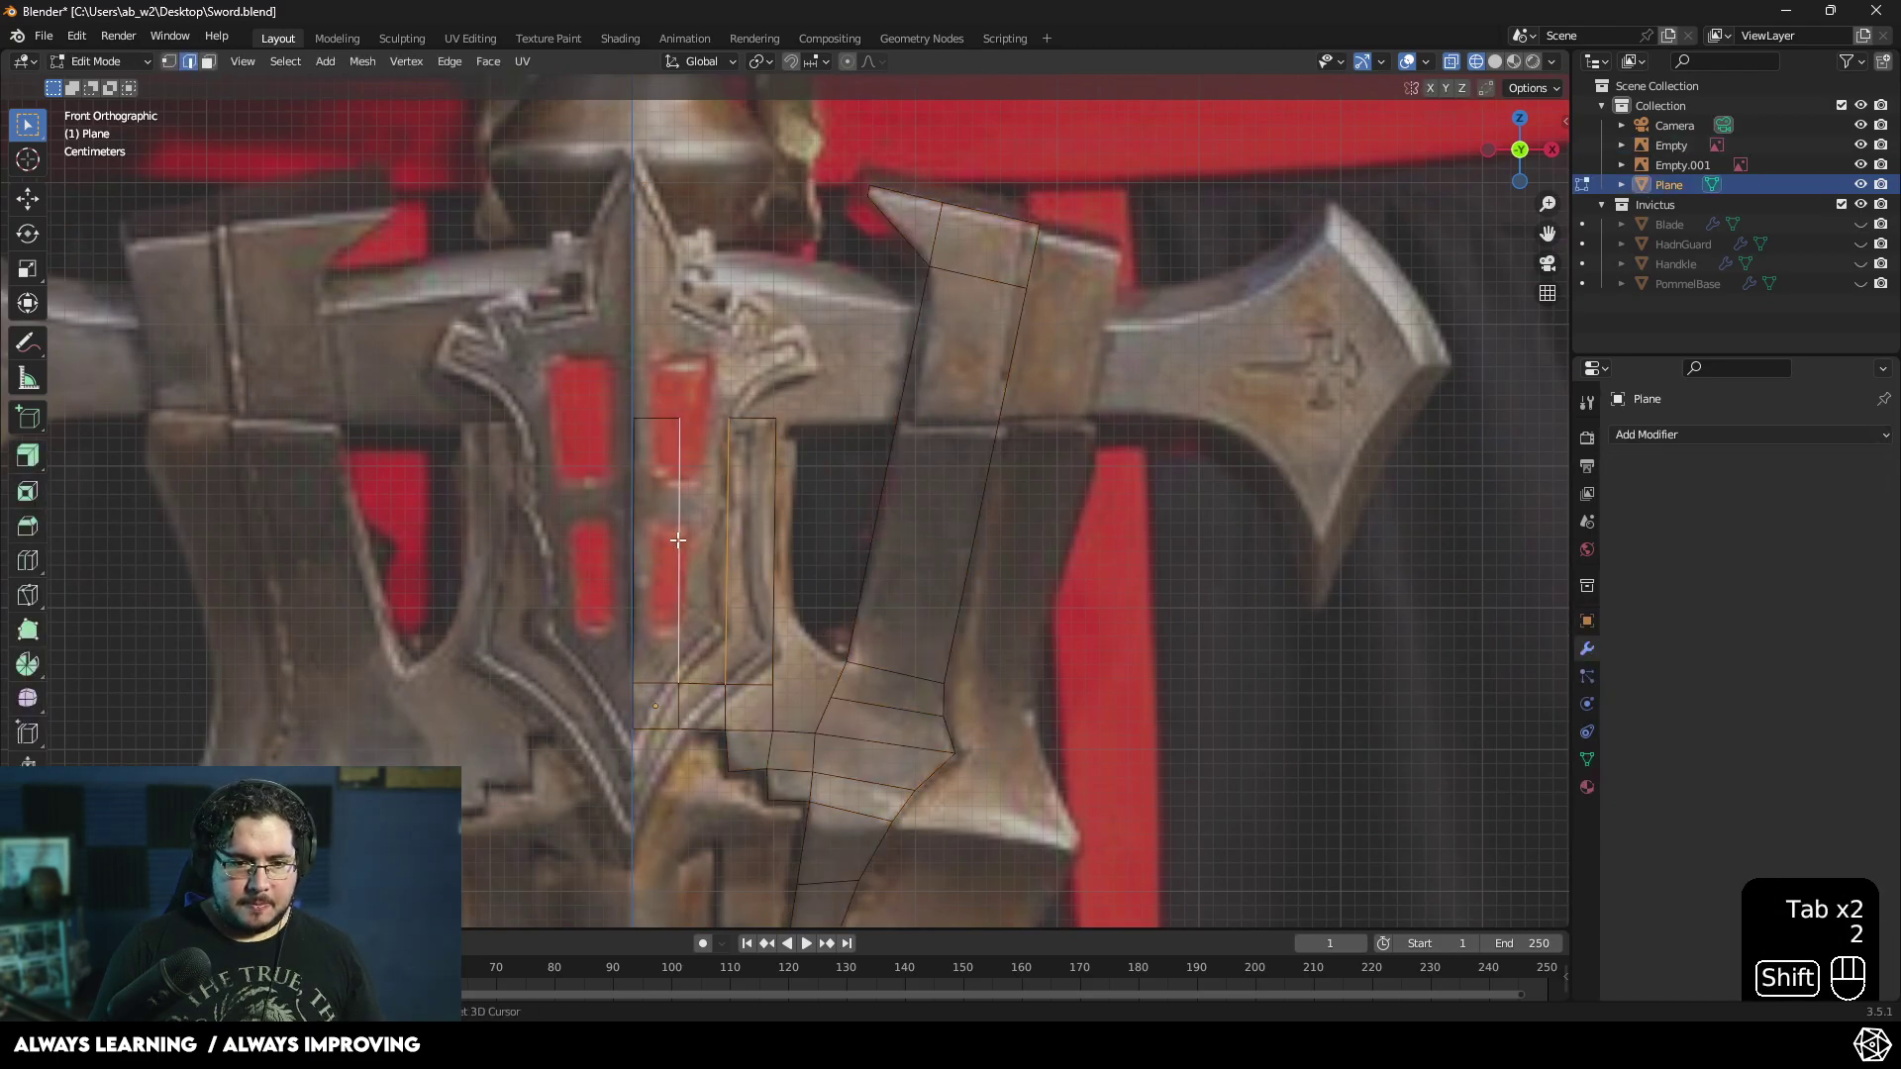
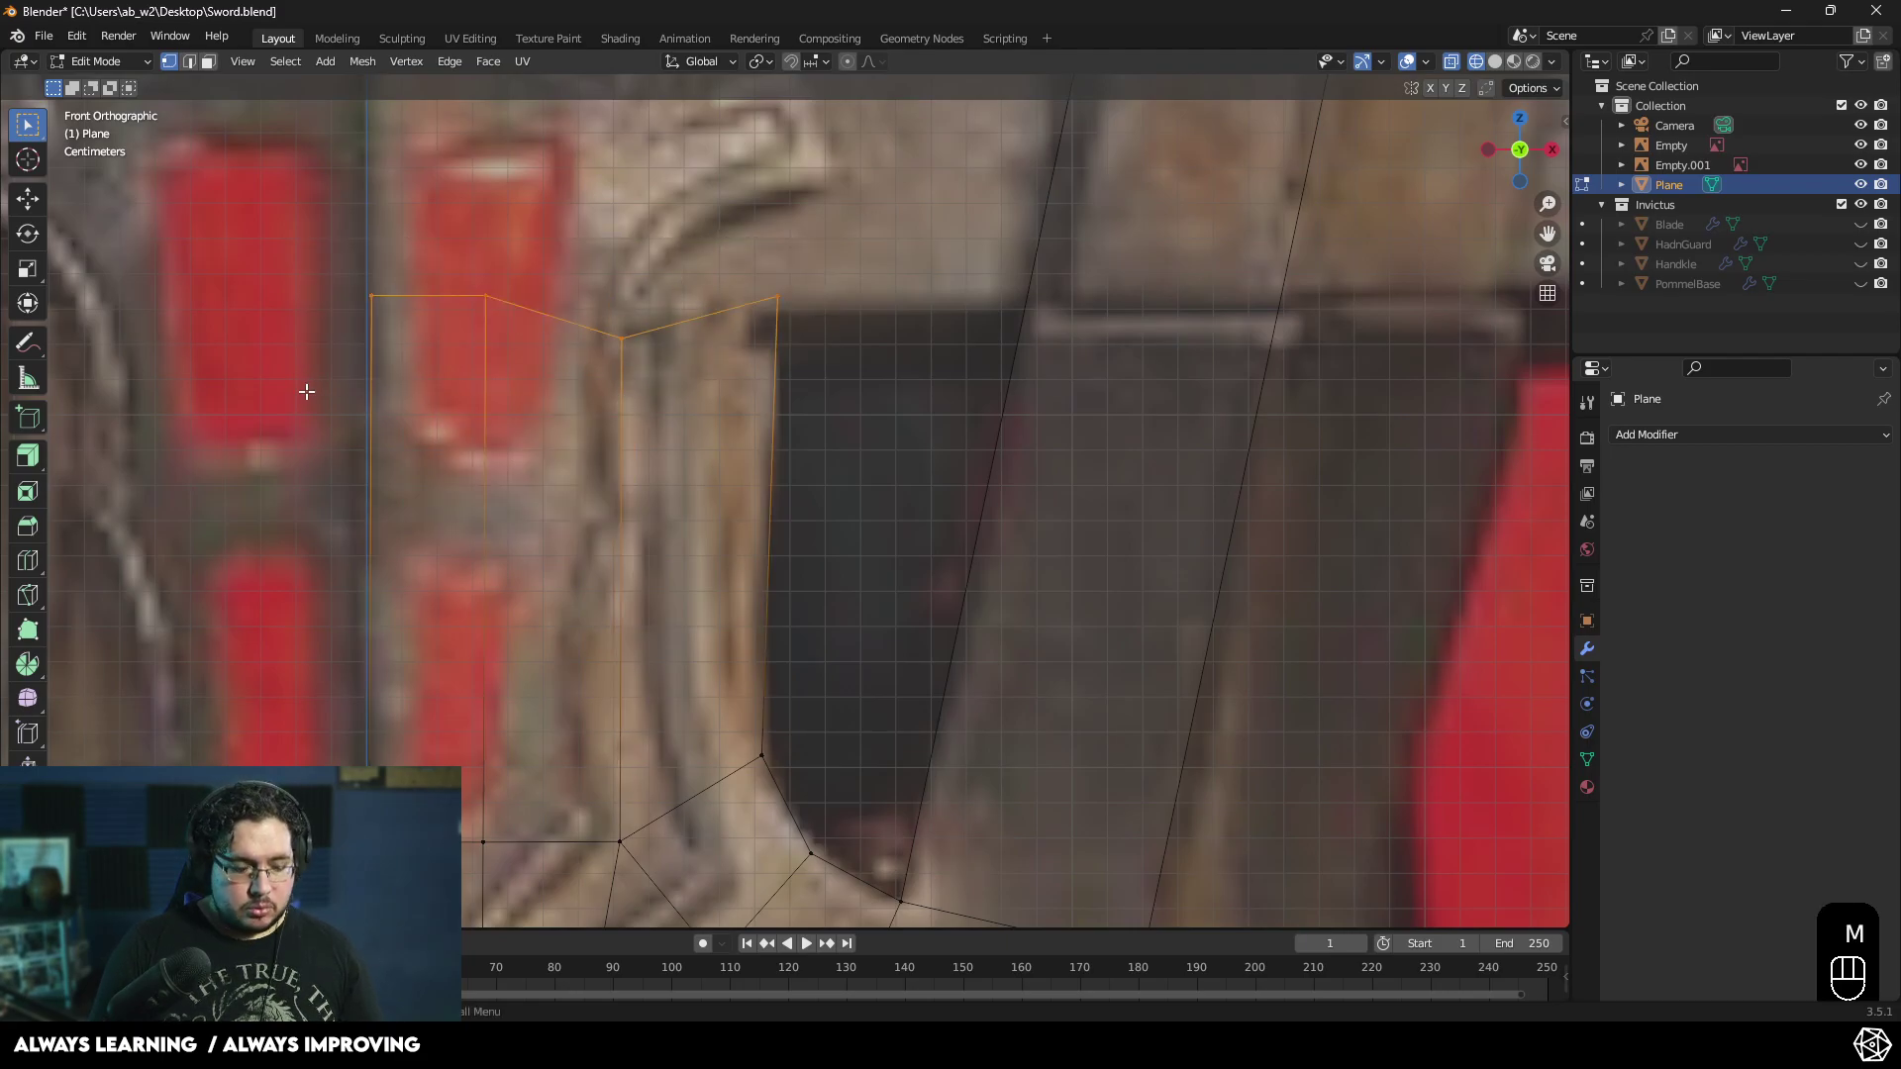
key(s)
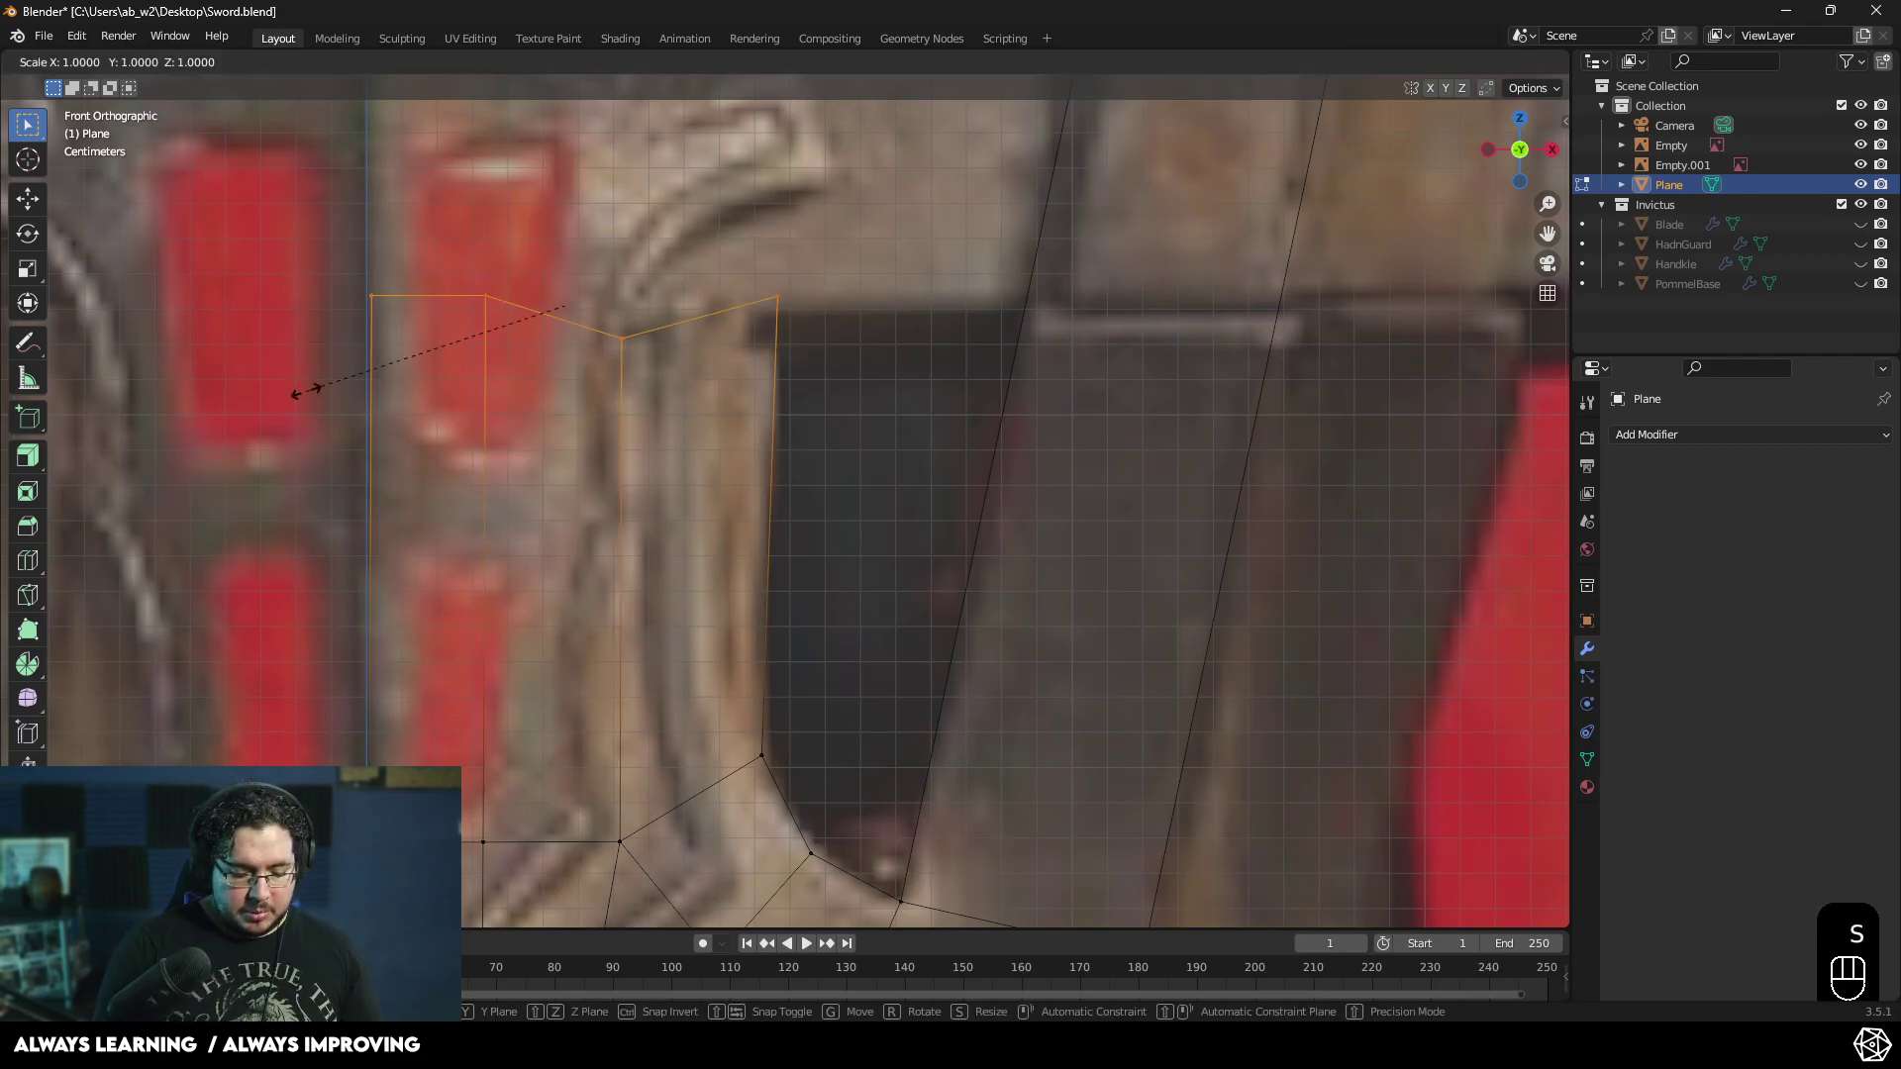
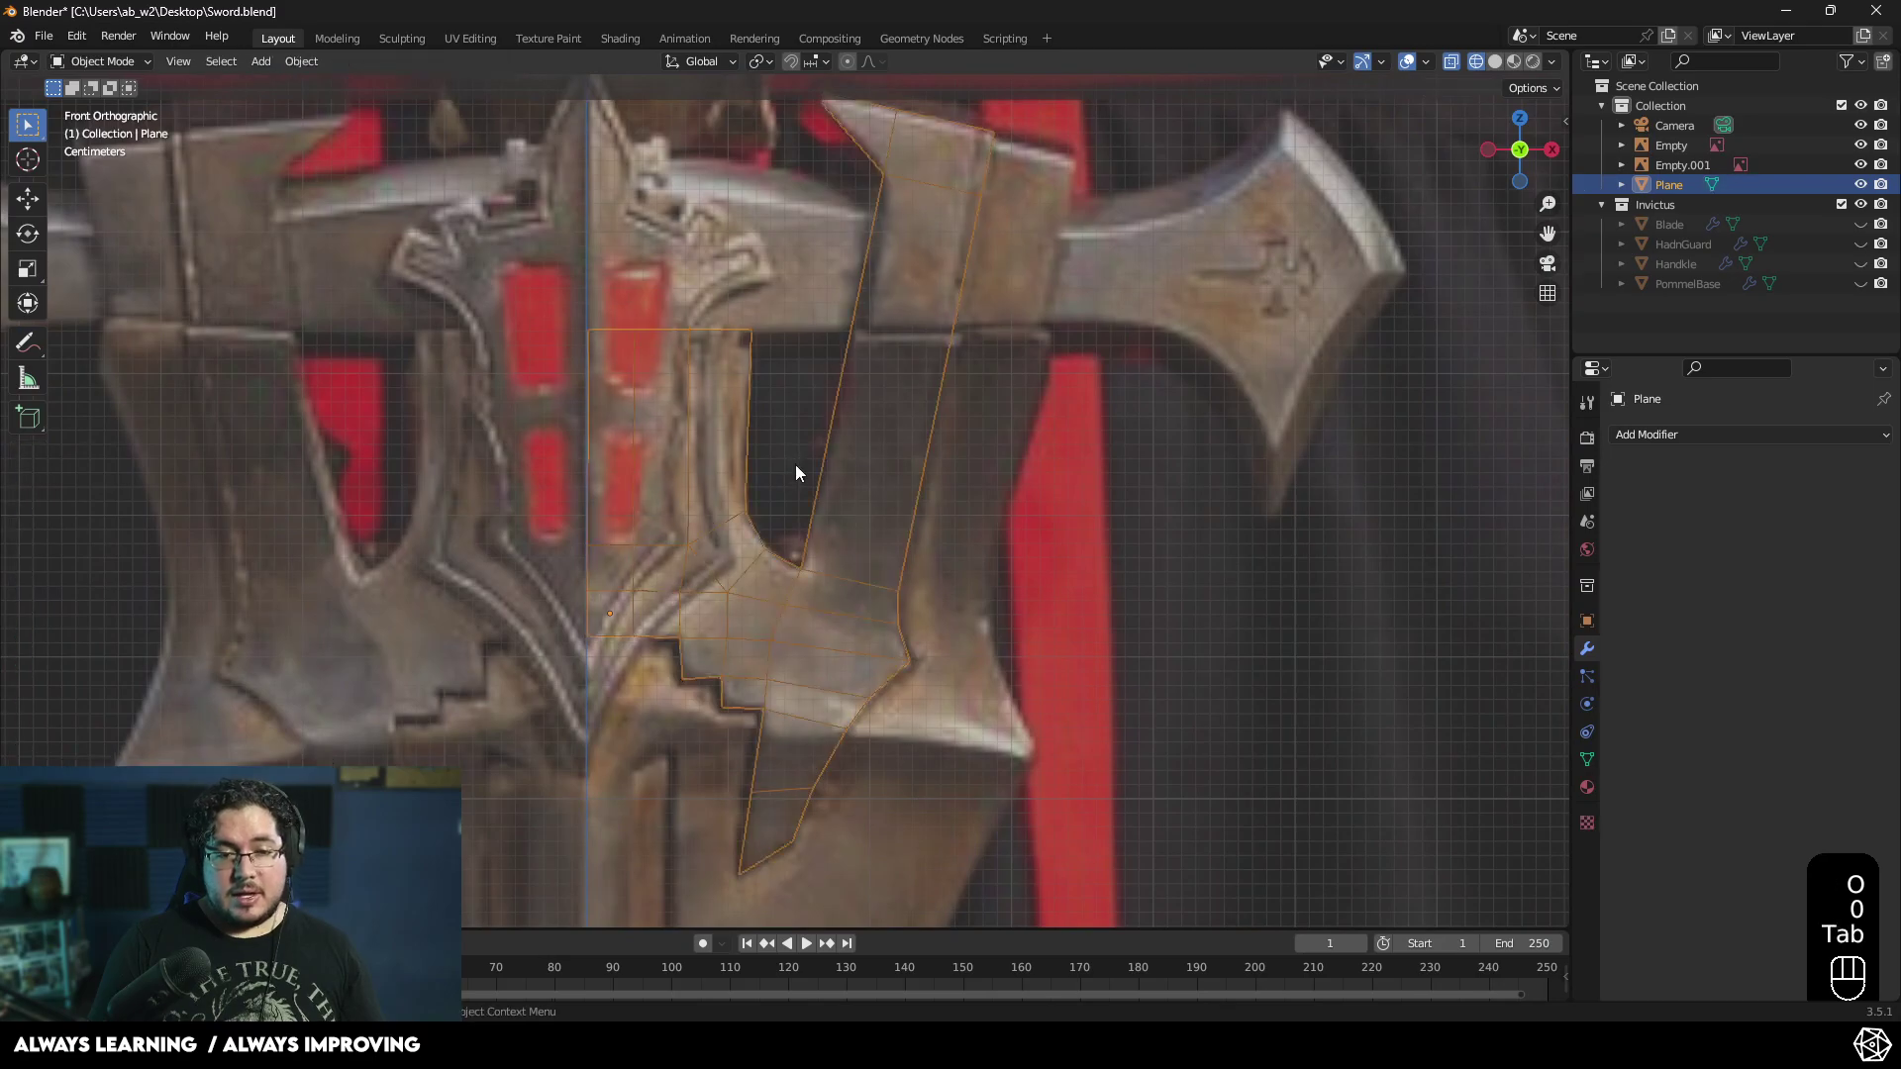
- Unhide the blade and orbit to see the traced Plane piece against it in 3D
middle_click(791, 485)
drag(791, 464, 825, 514)
click(1874, 232)
drag(725, 570, 697, 642)
drag(815, 549, 966, 423)
drag(759, 494, 678, 596)
key(z)
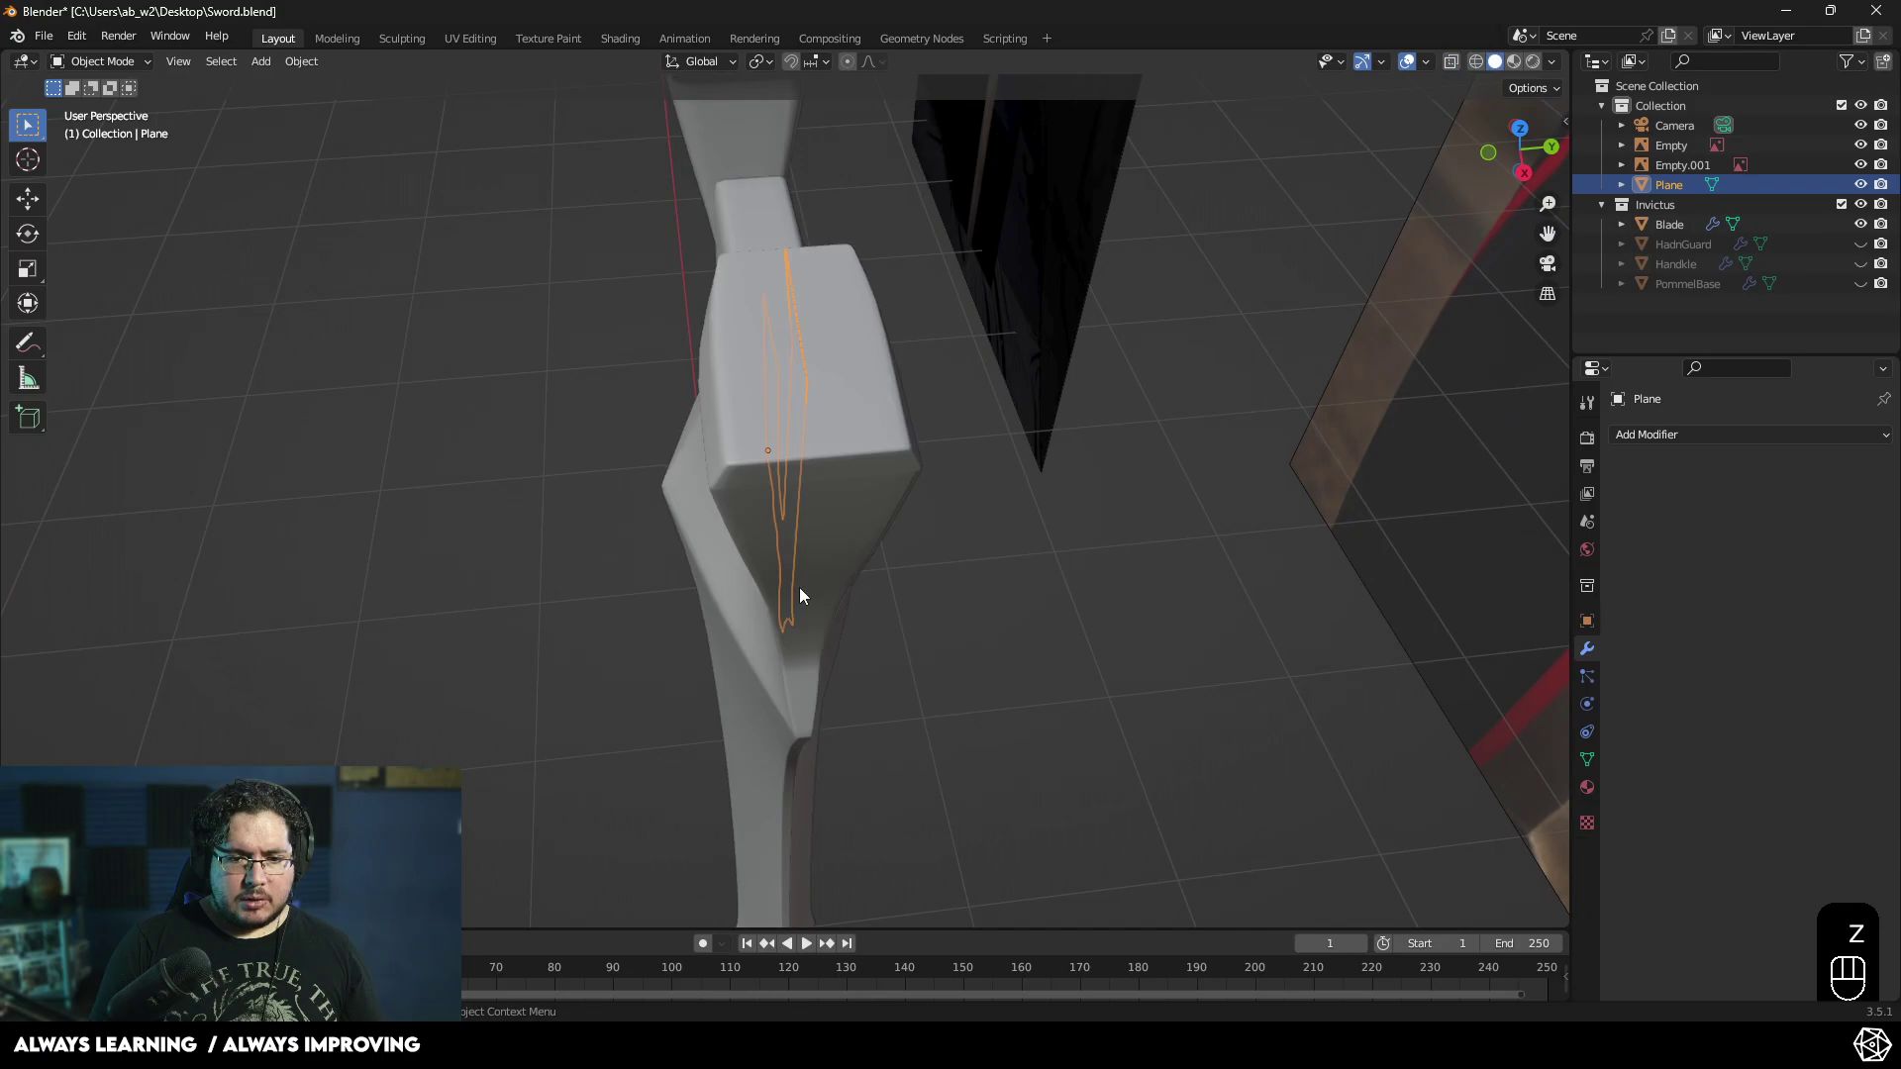
drag(917, 553, 1157, 490)
drag(963, 556, 964, 592)
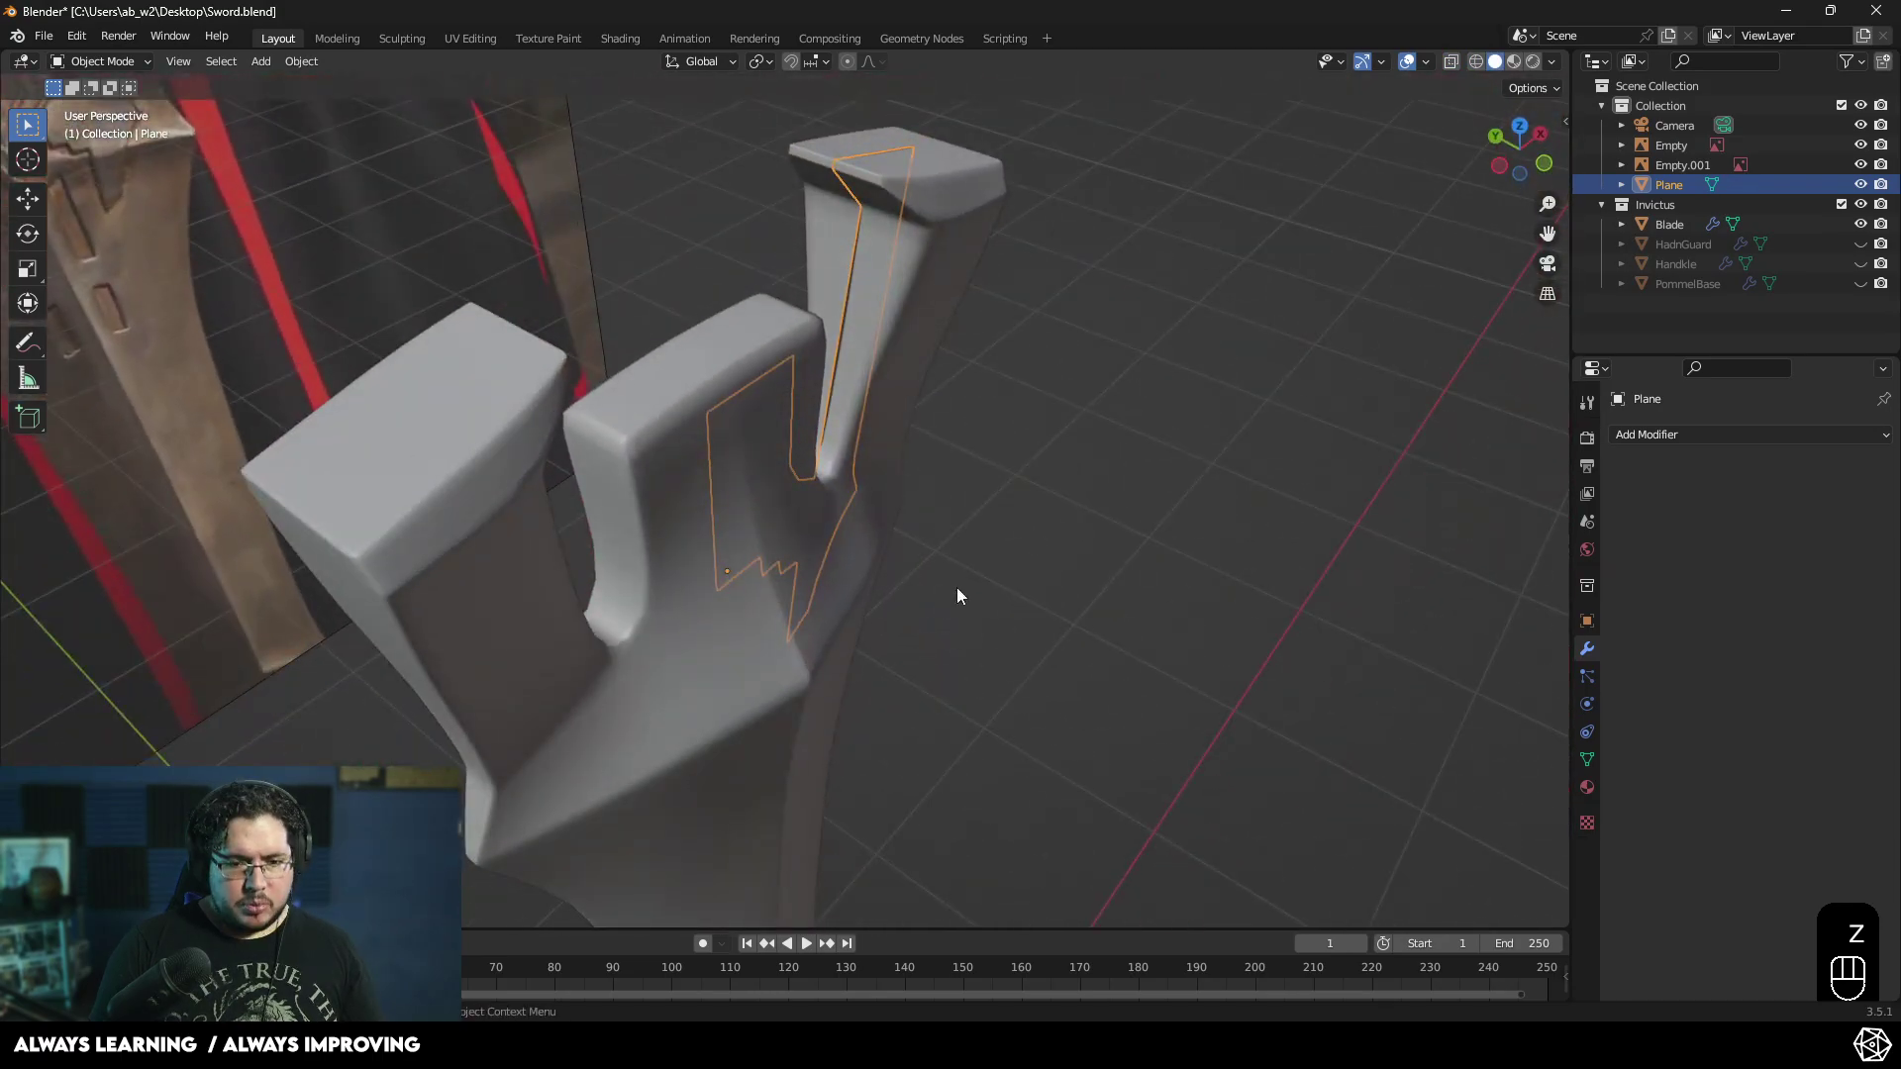
- Move the Plane piece along Y so it sits against the blade's inner notch and verify from several angles
key(g)
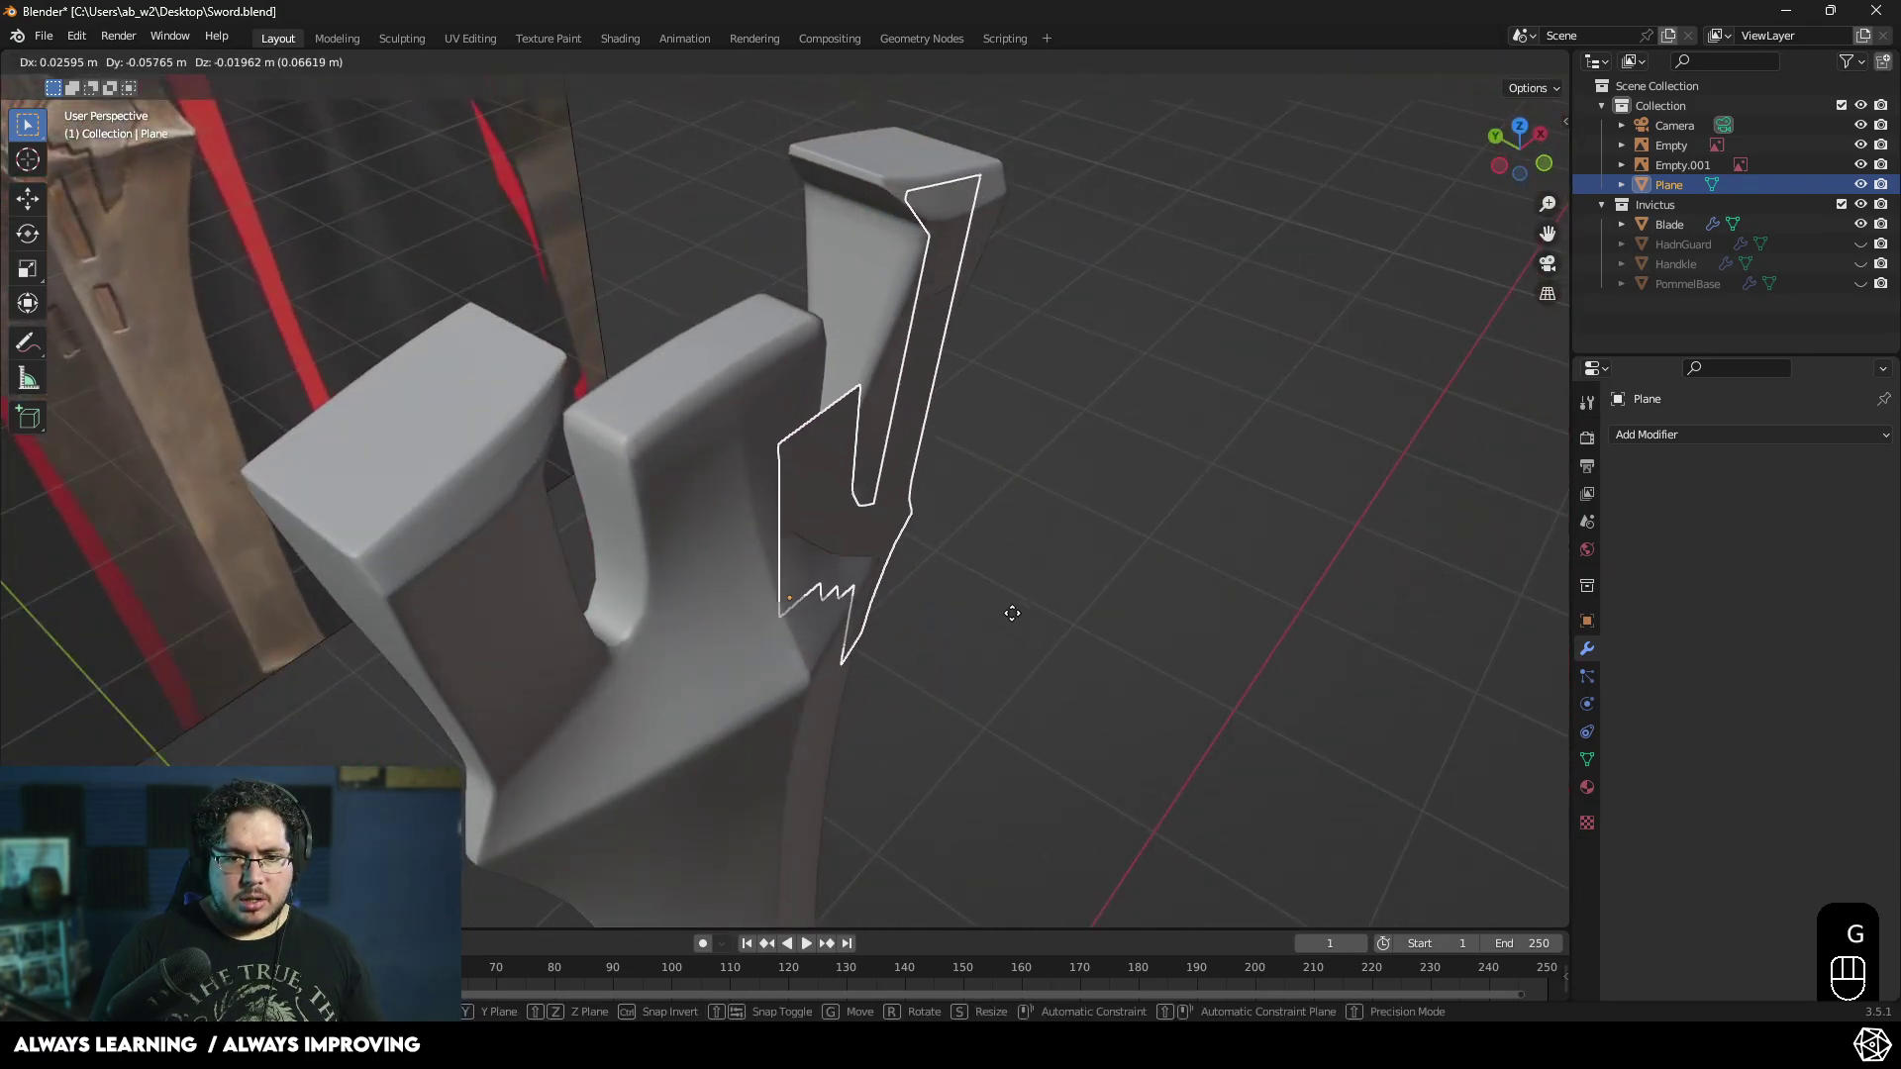
key(g)
key(y)
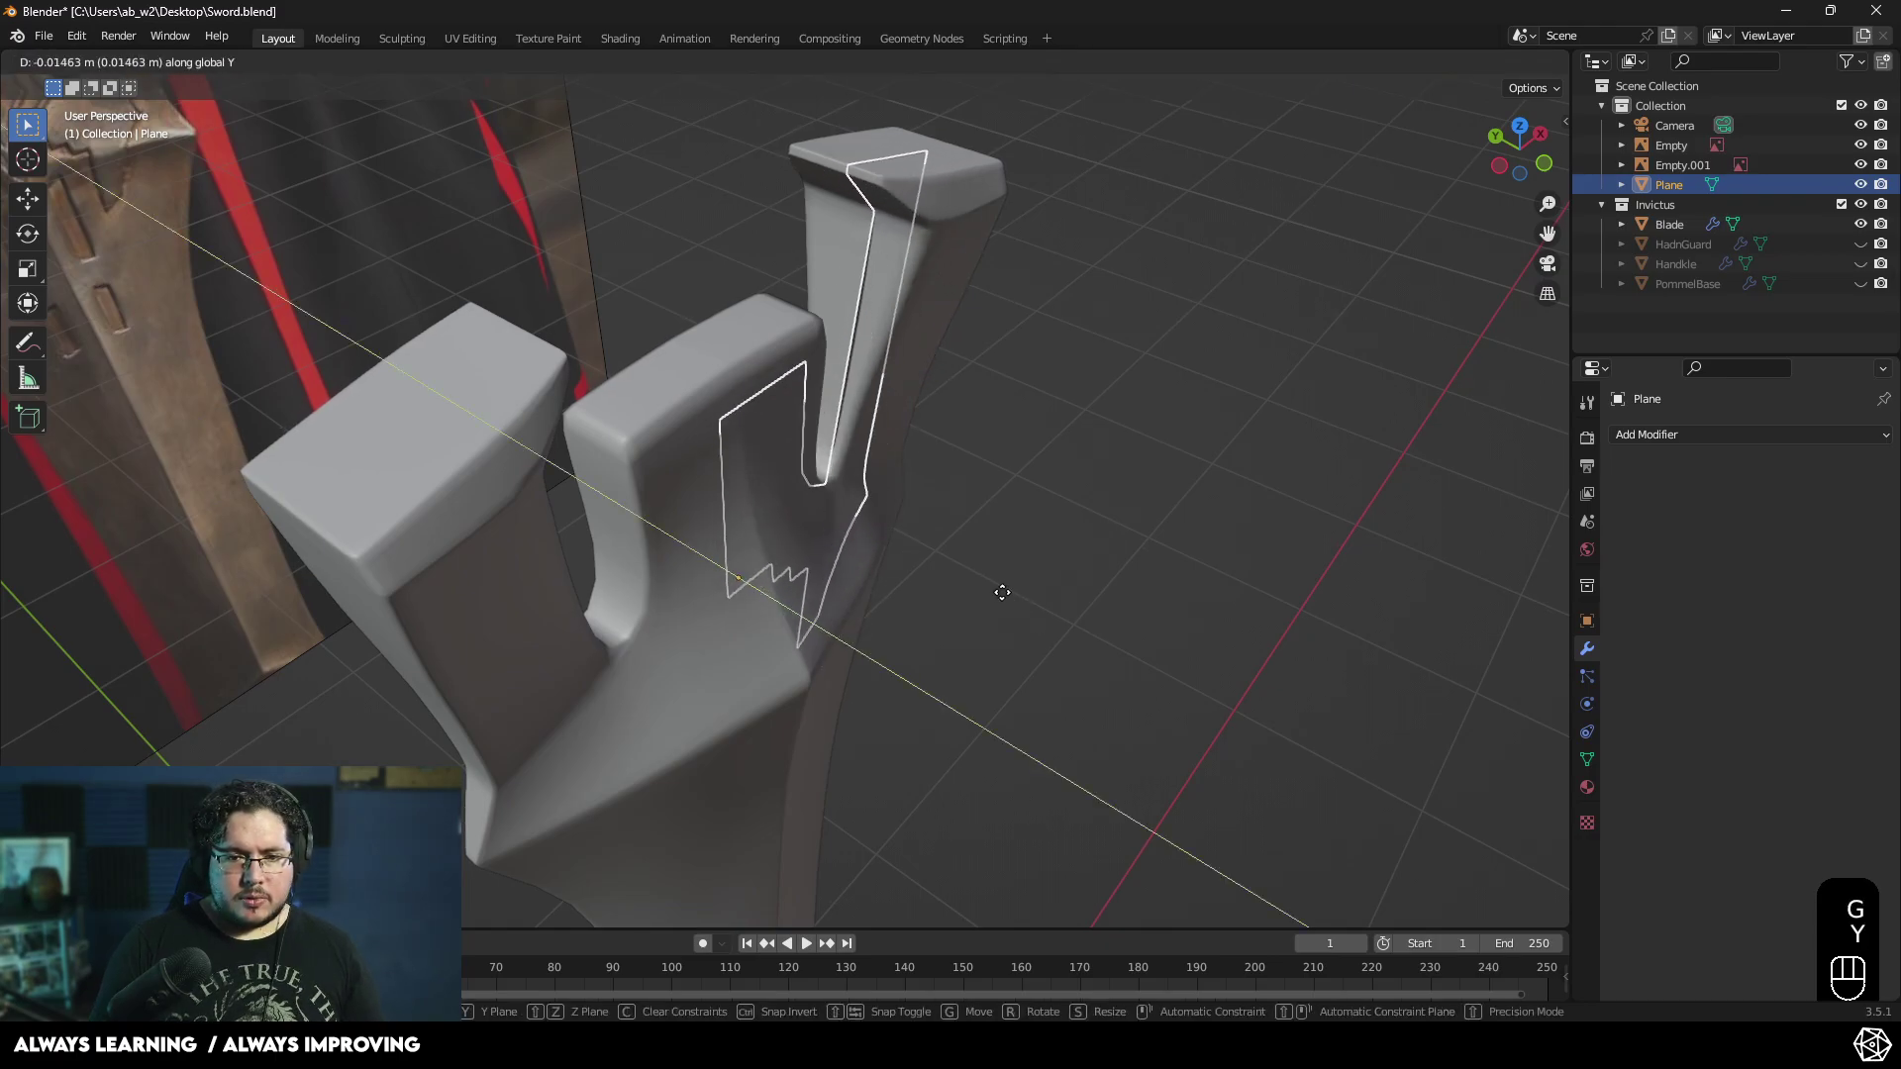
click(1023, 603)
drag(759, 560, 588, 500)
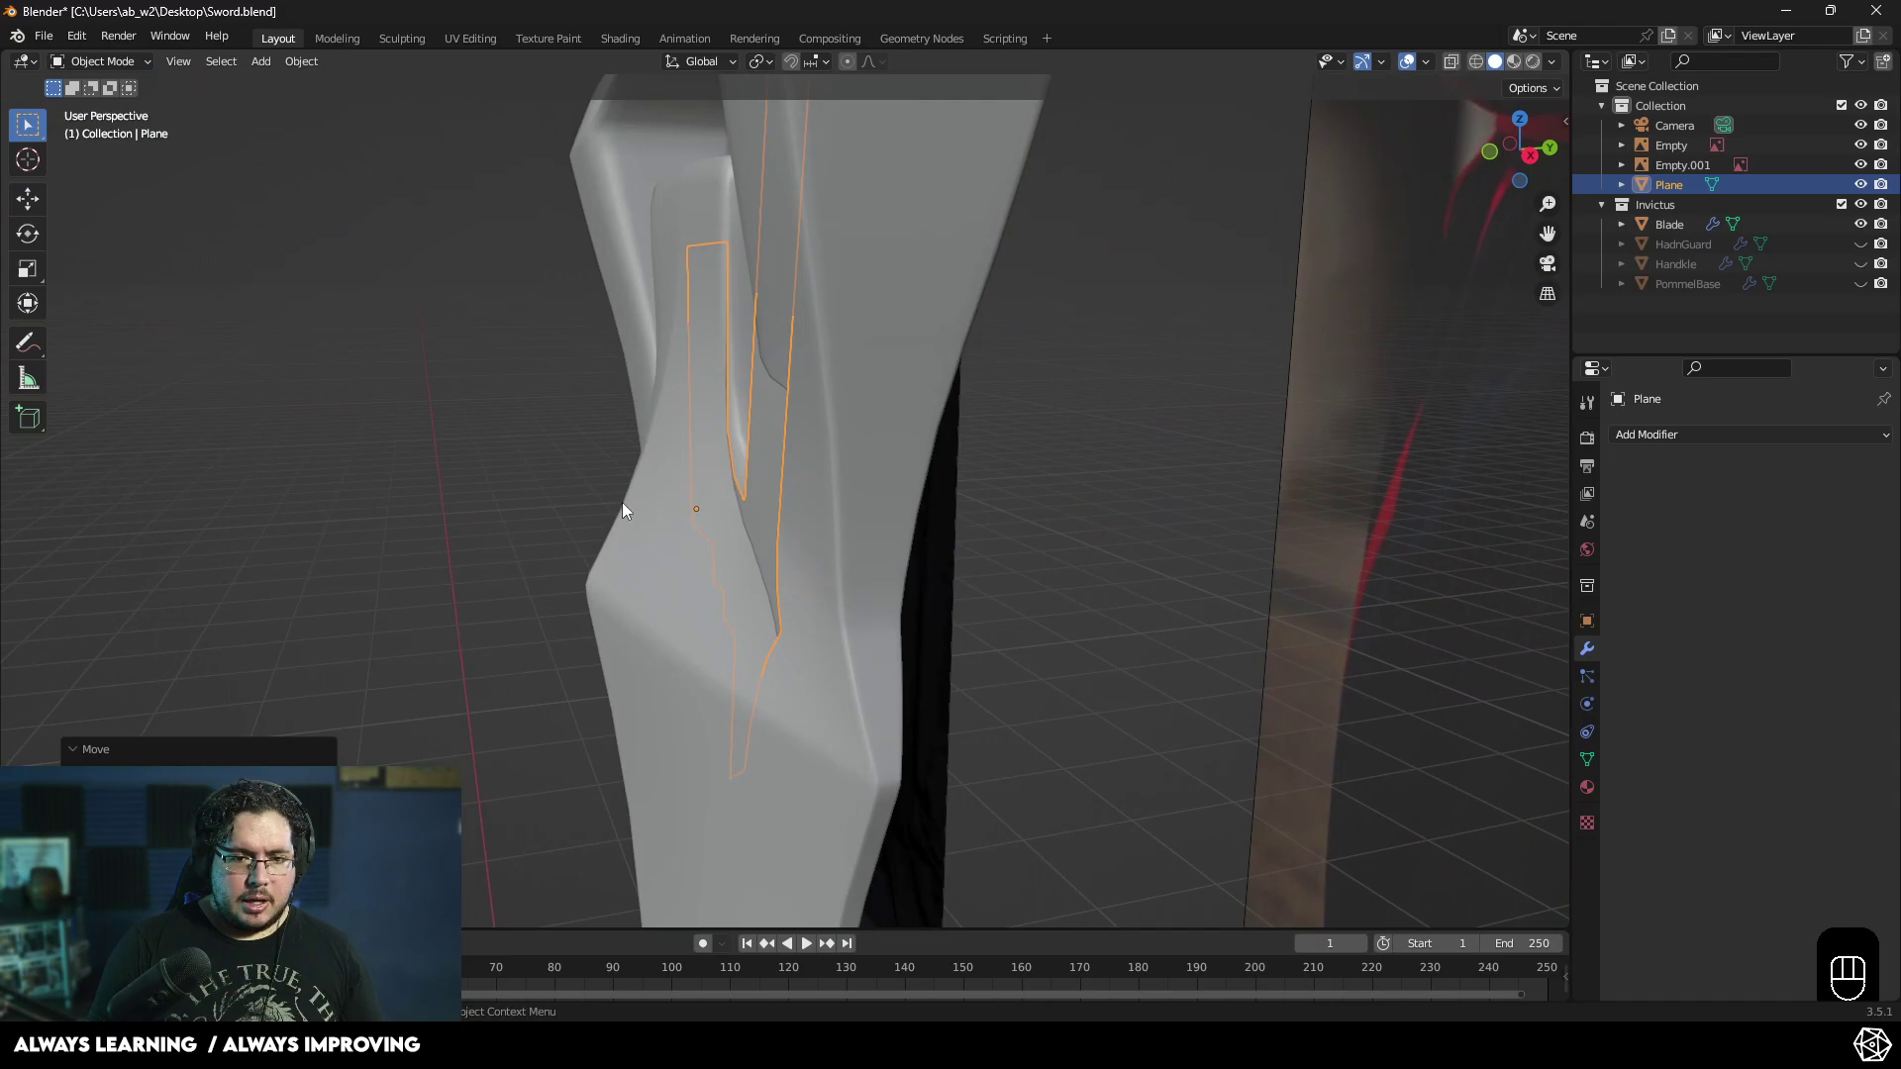
drag(719, 490, 953, 509)
drag(853, 530, 914, 449)
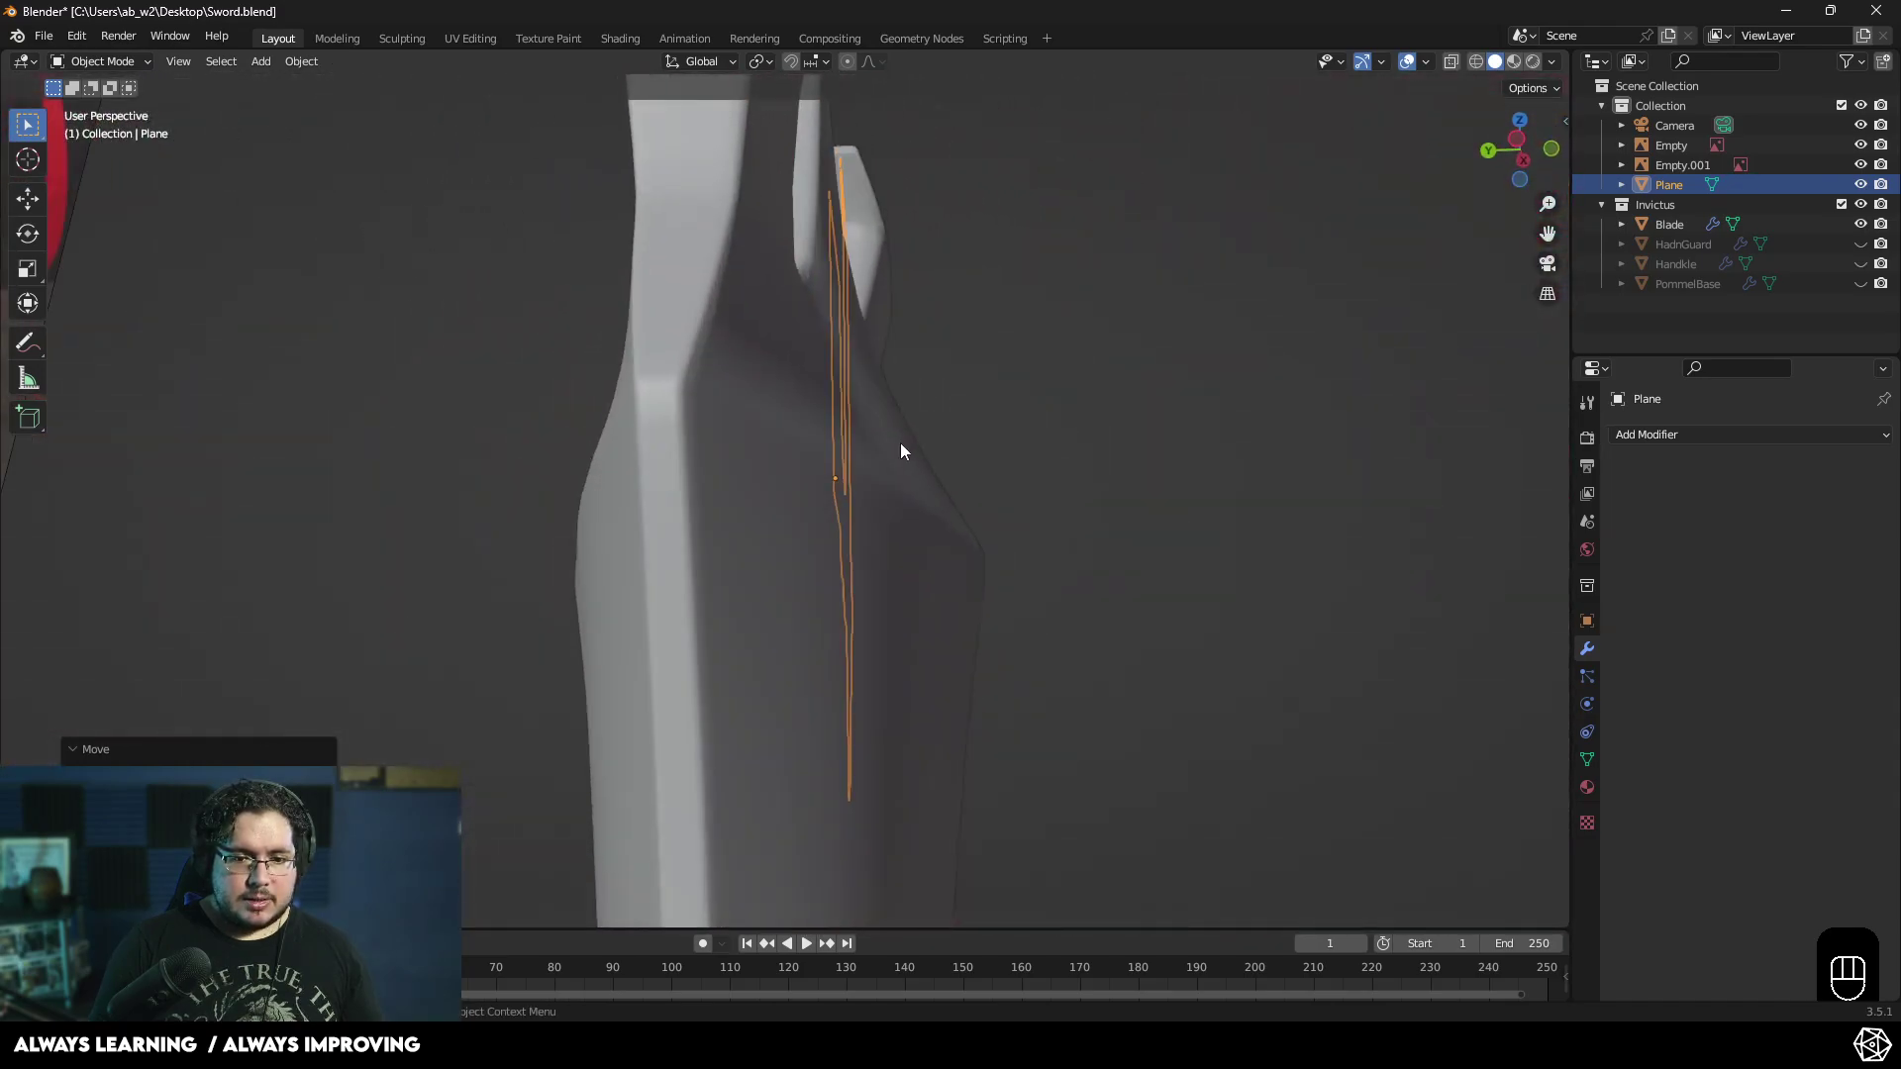
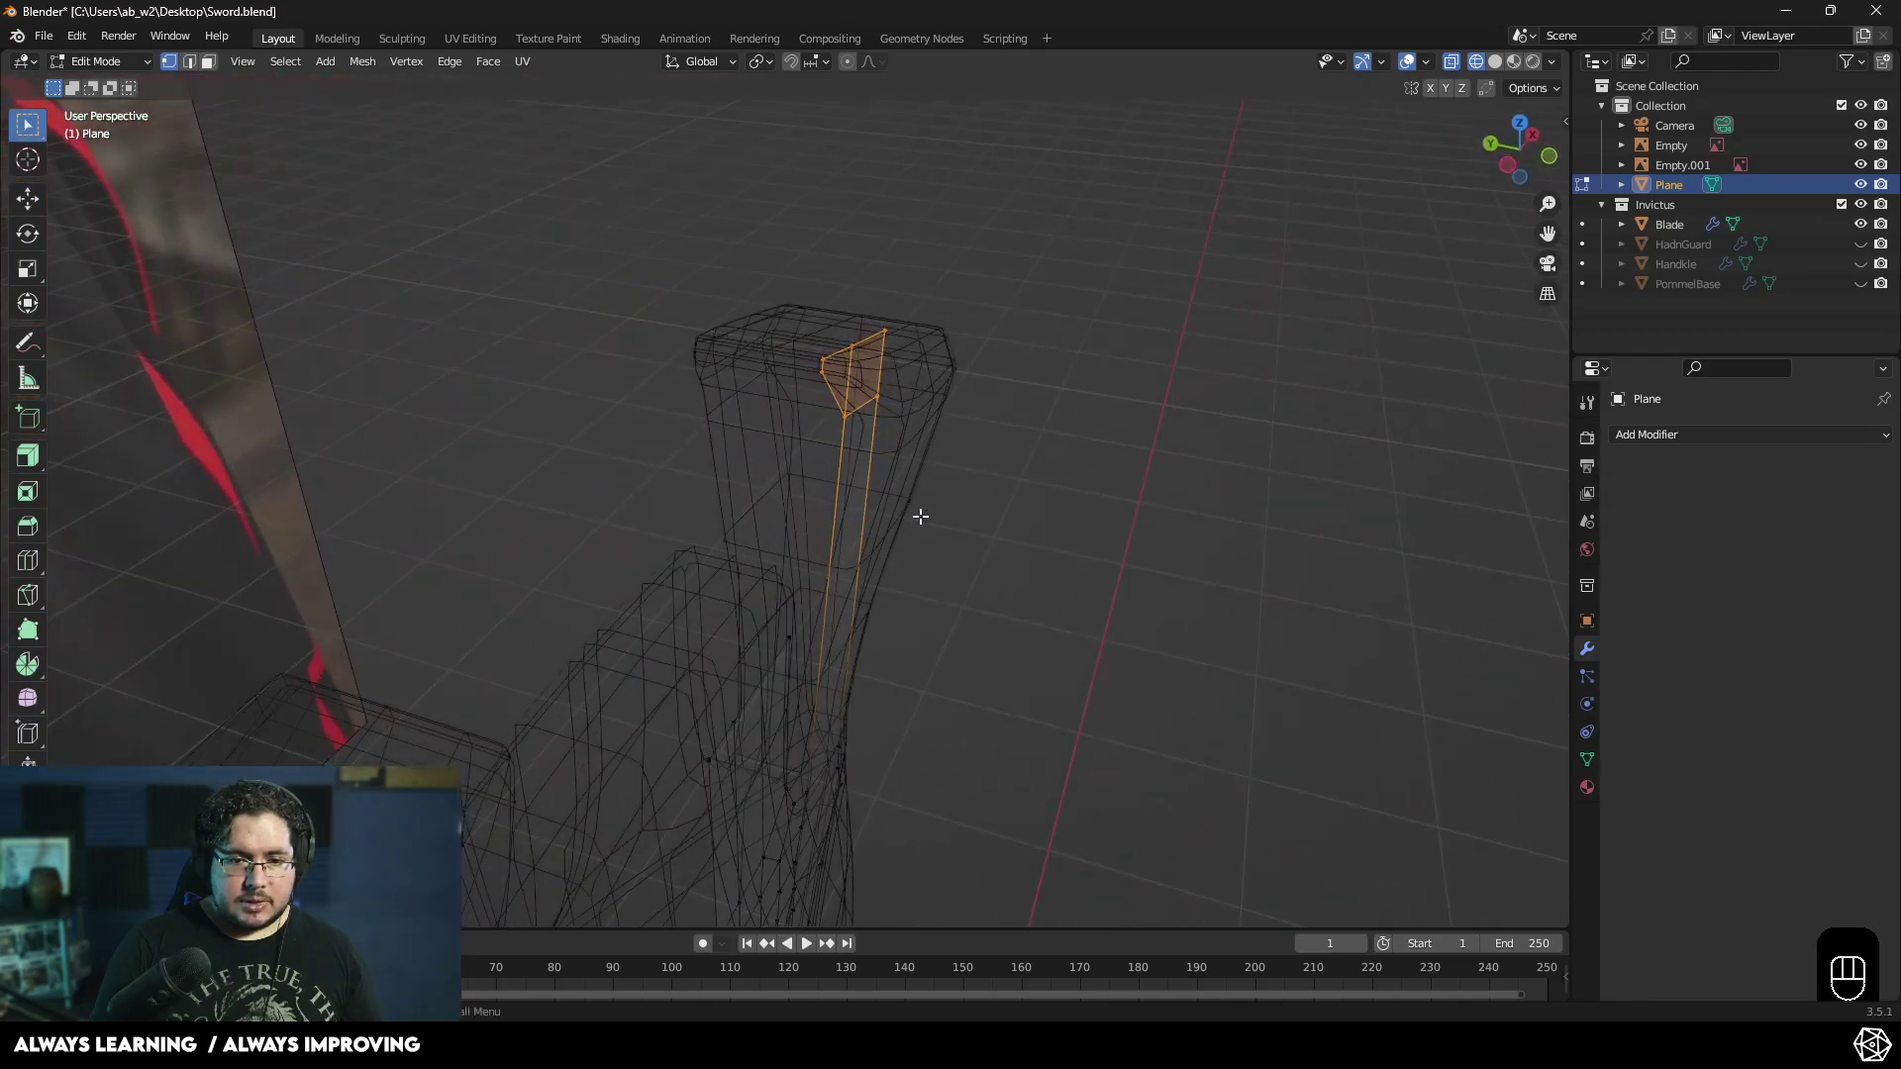
- In wireframe, slide the Plane's vertices along Y twice so the piece lies flush with the blade surface
key(g)
key(z)
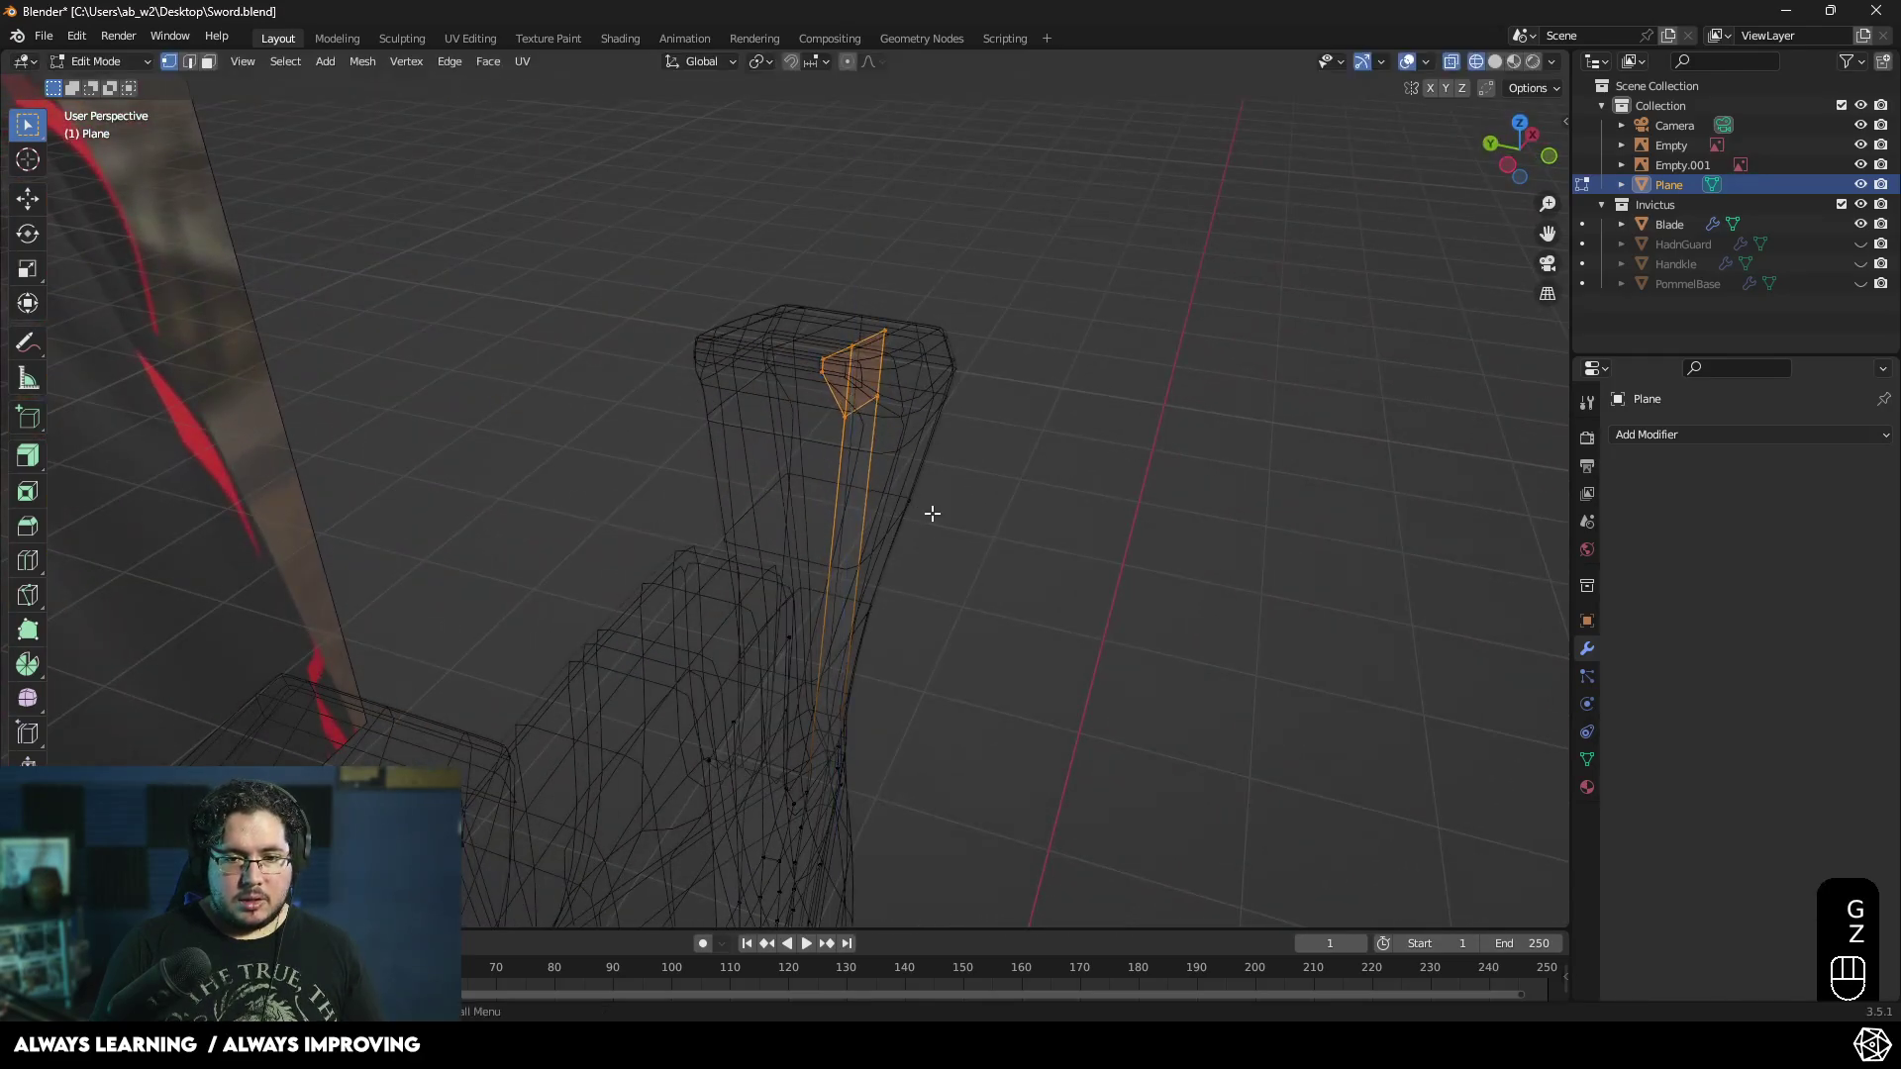
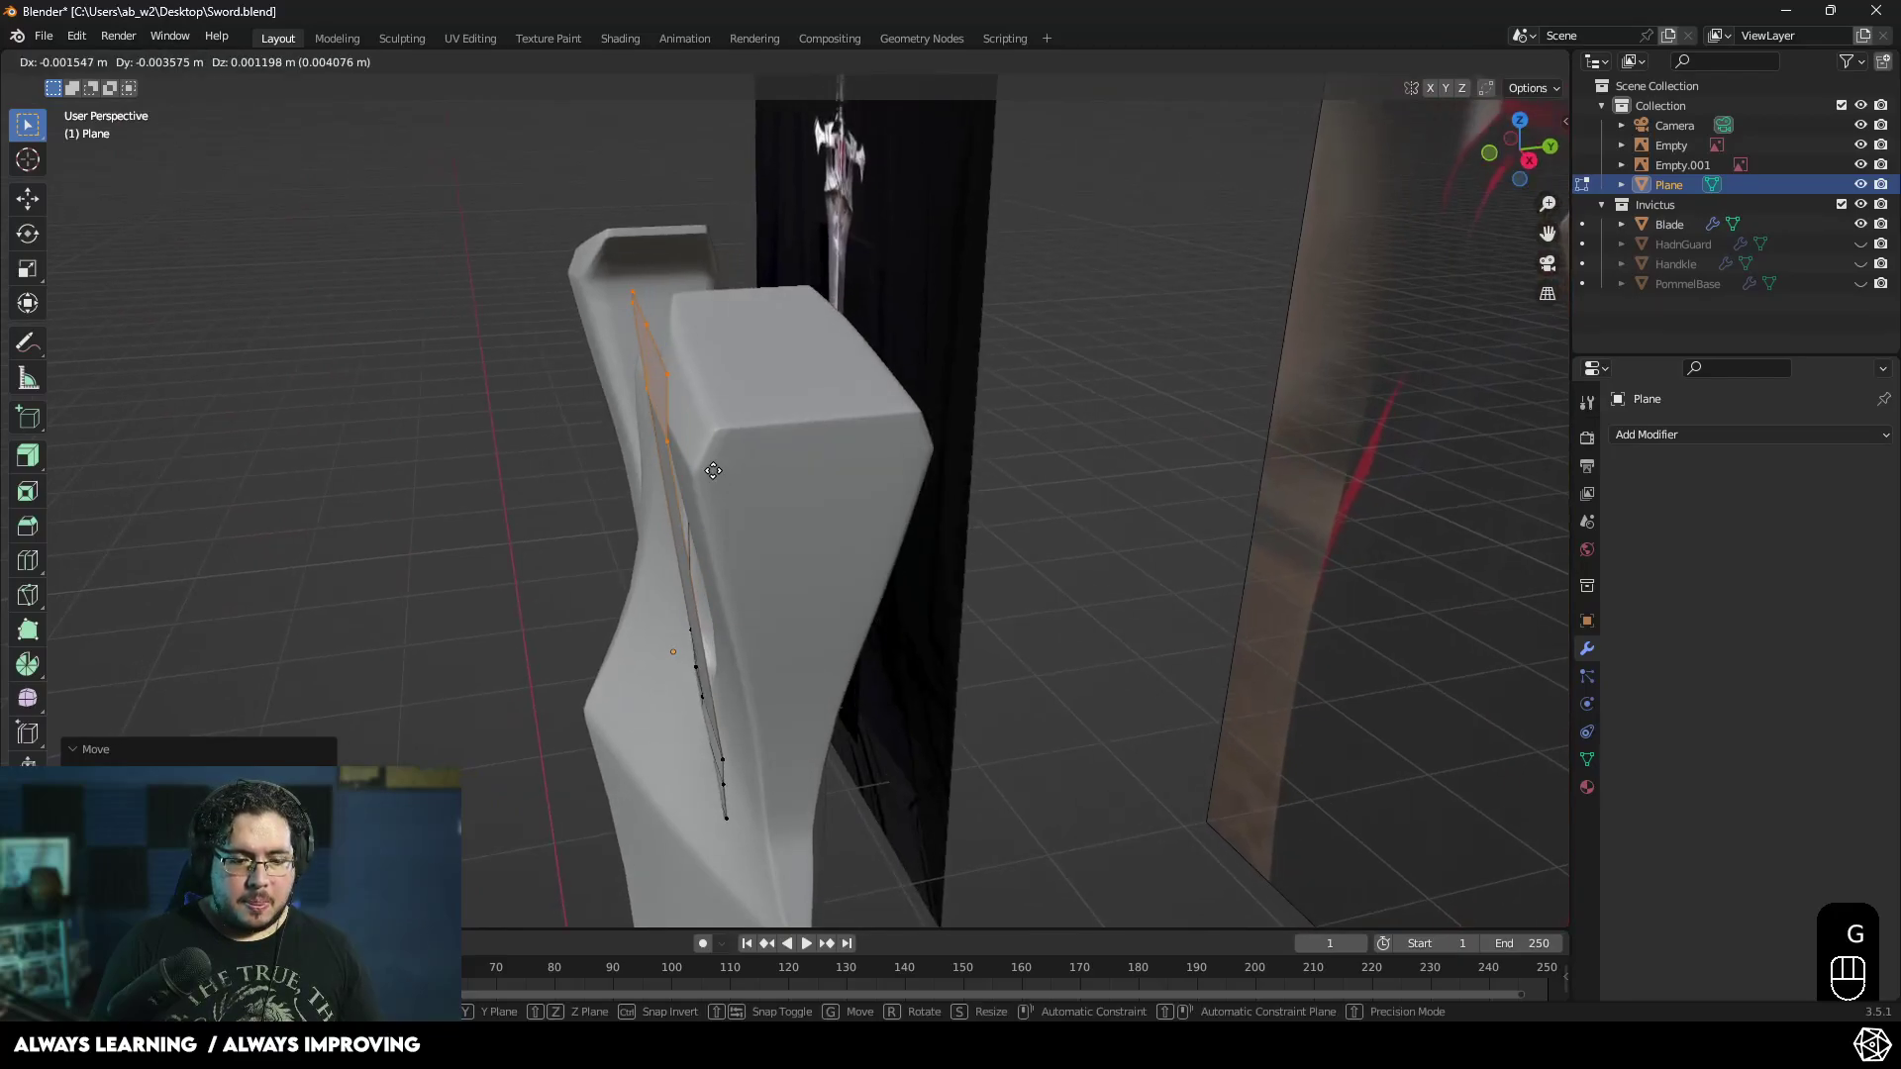
key(y)
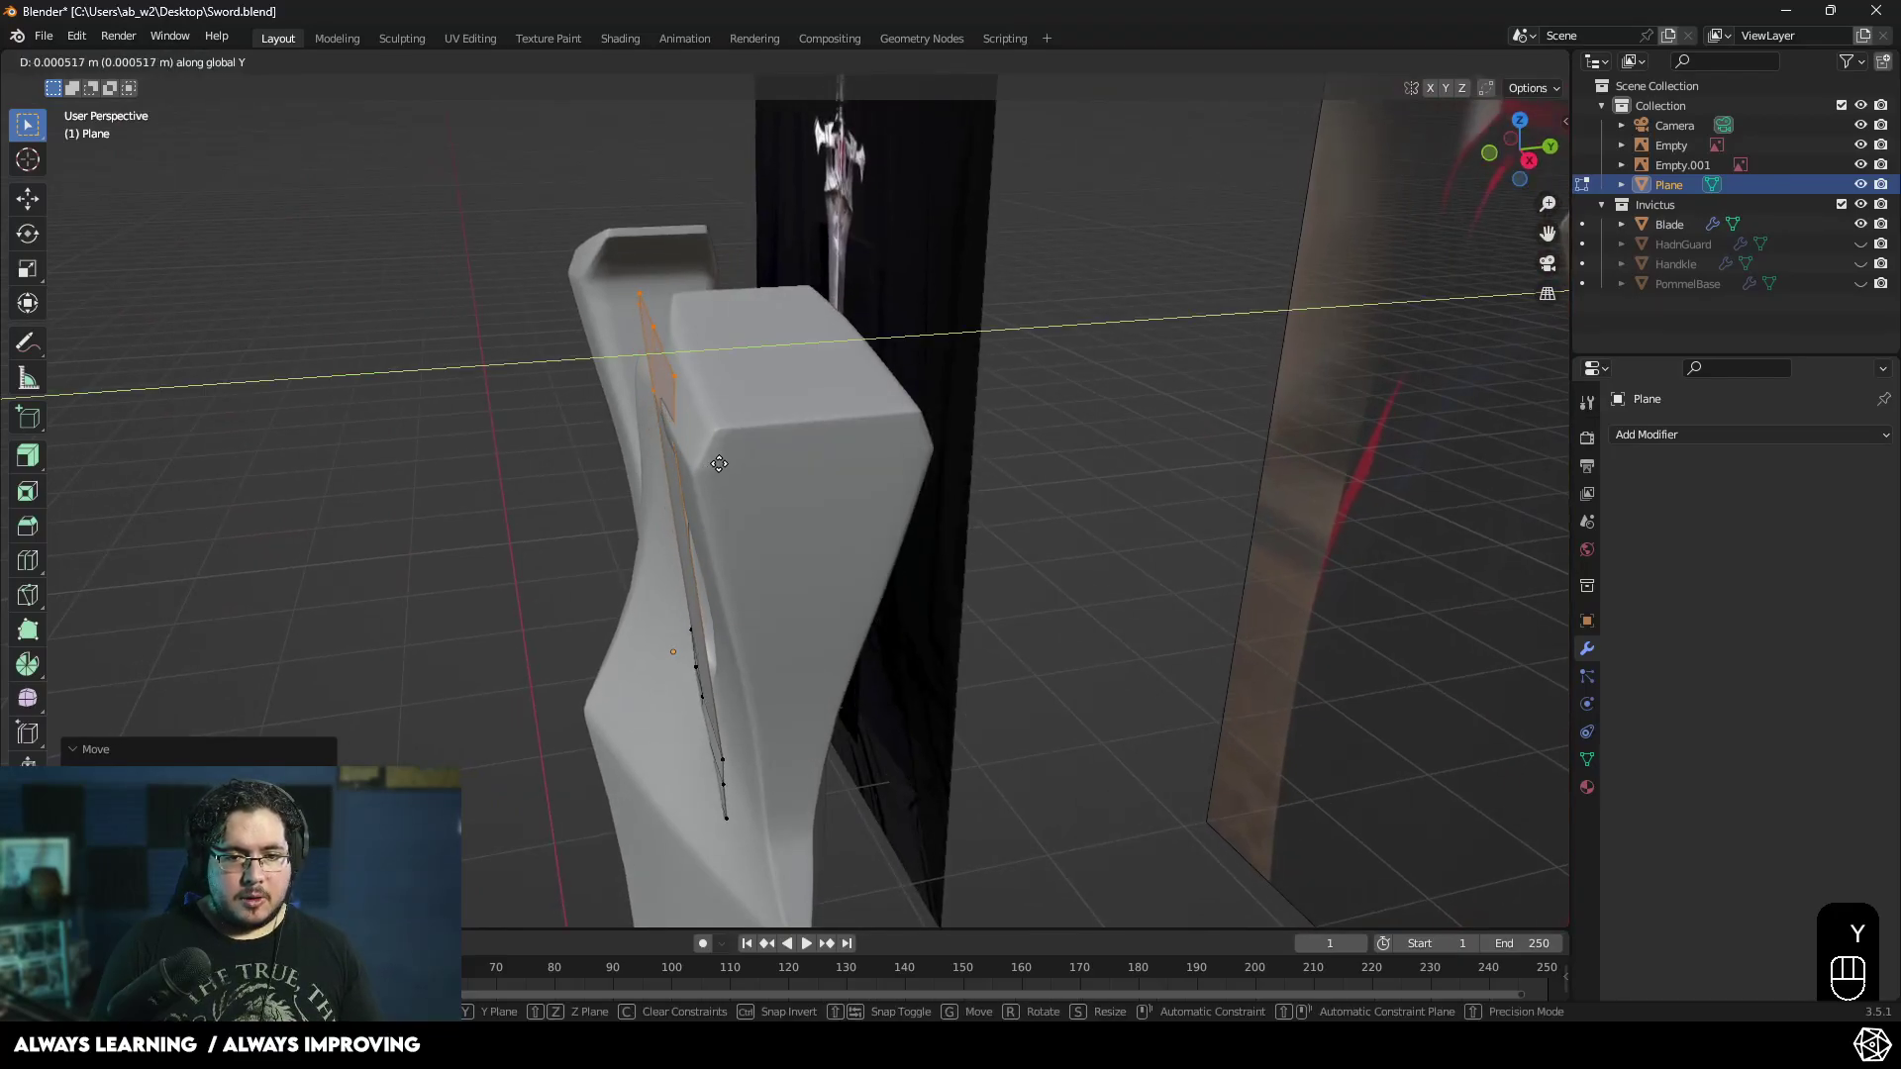
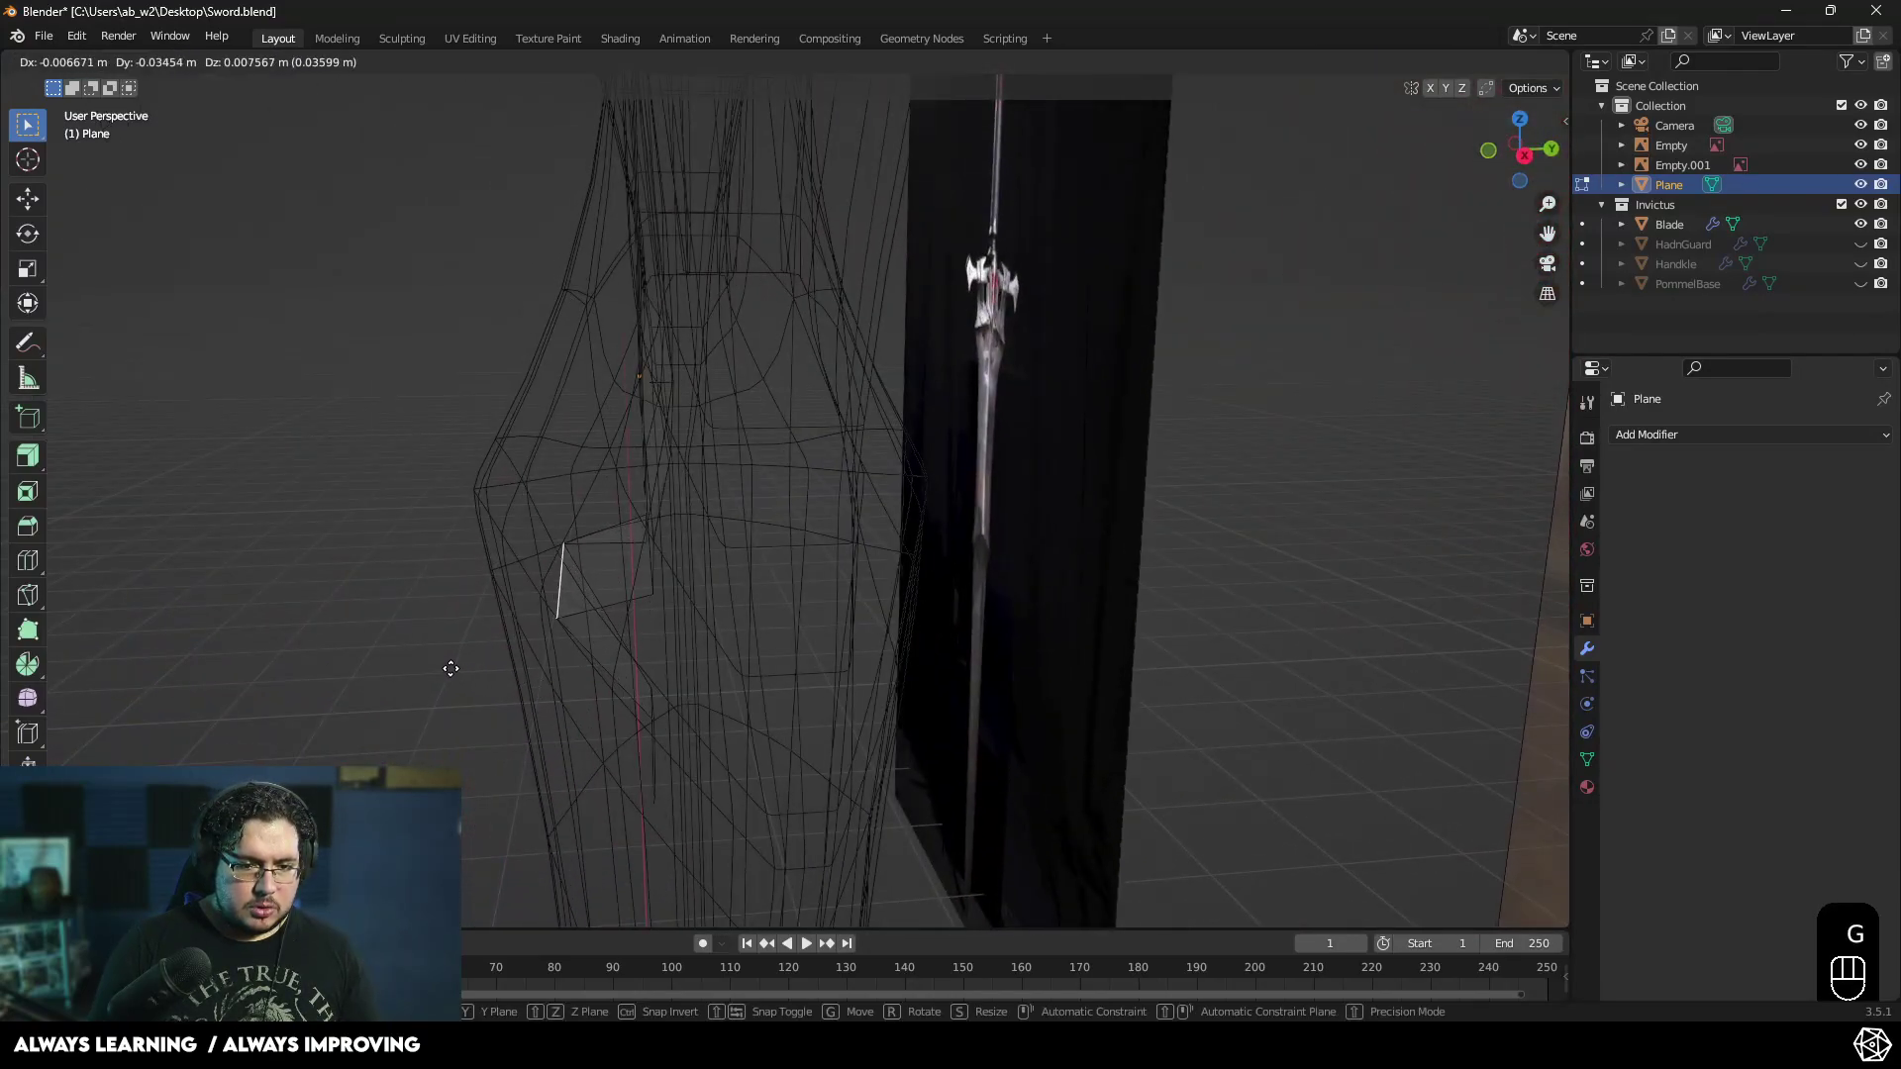
key(y)
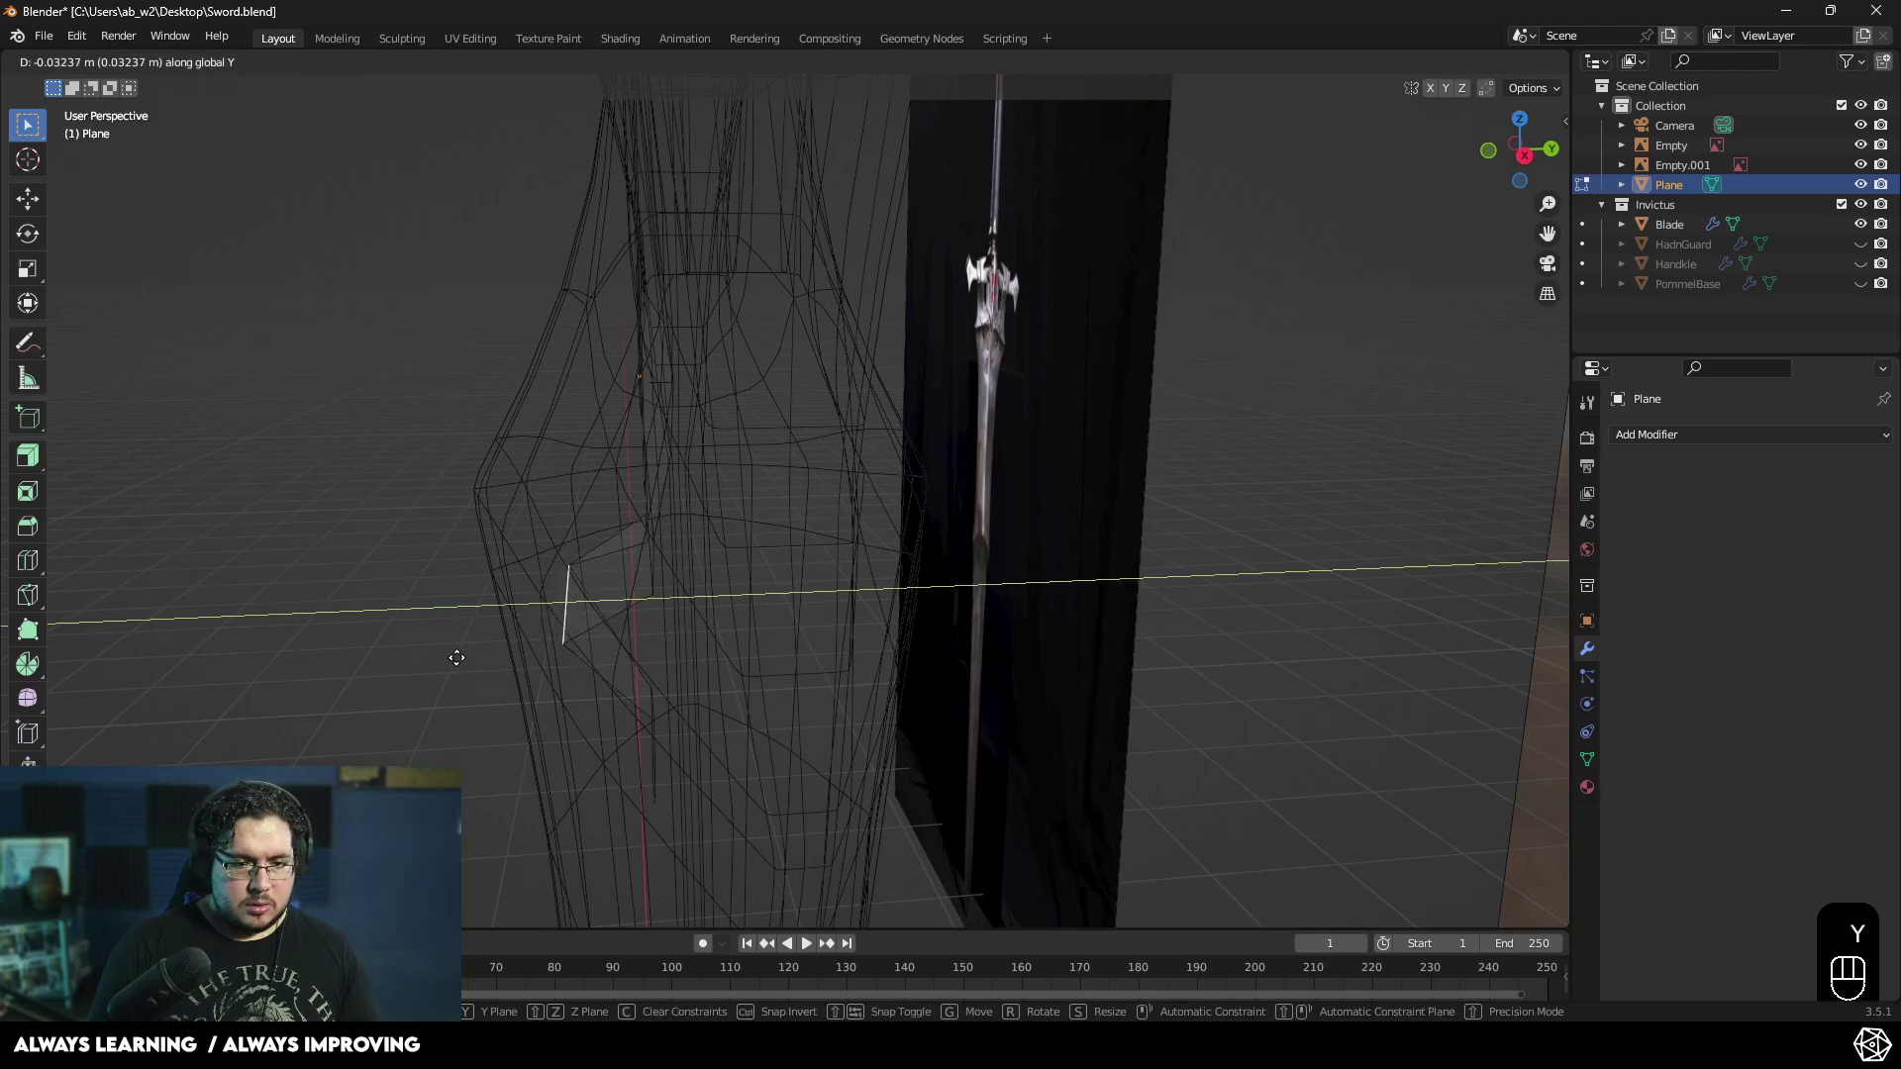
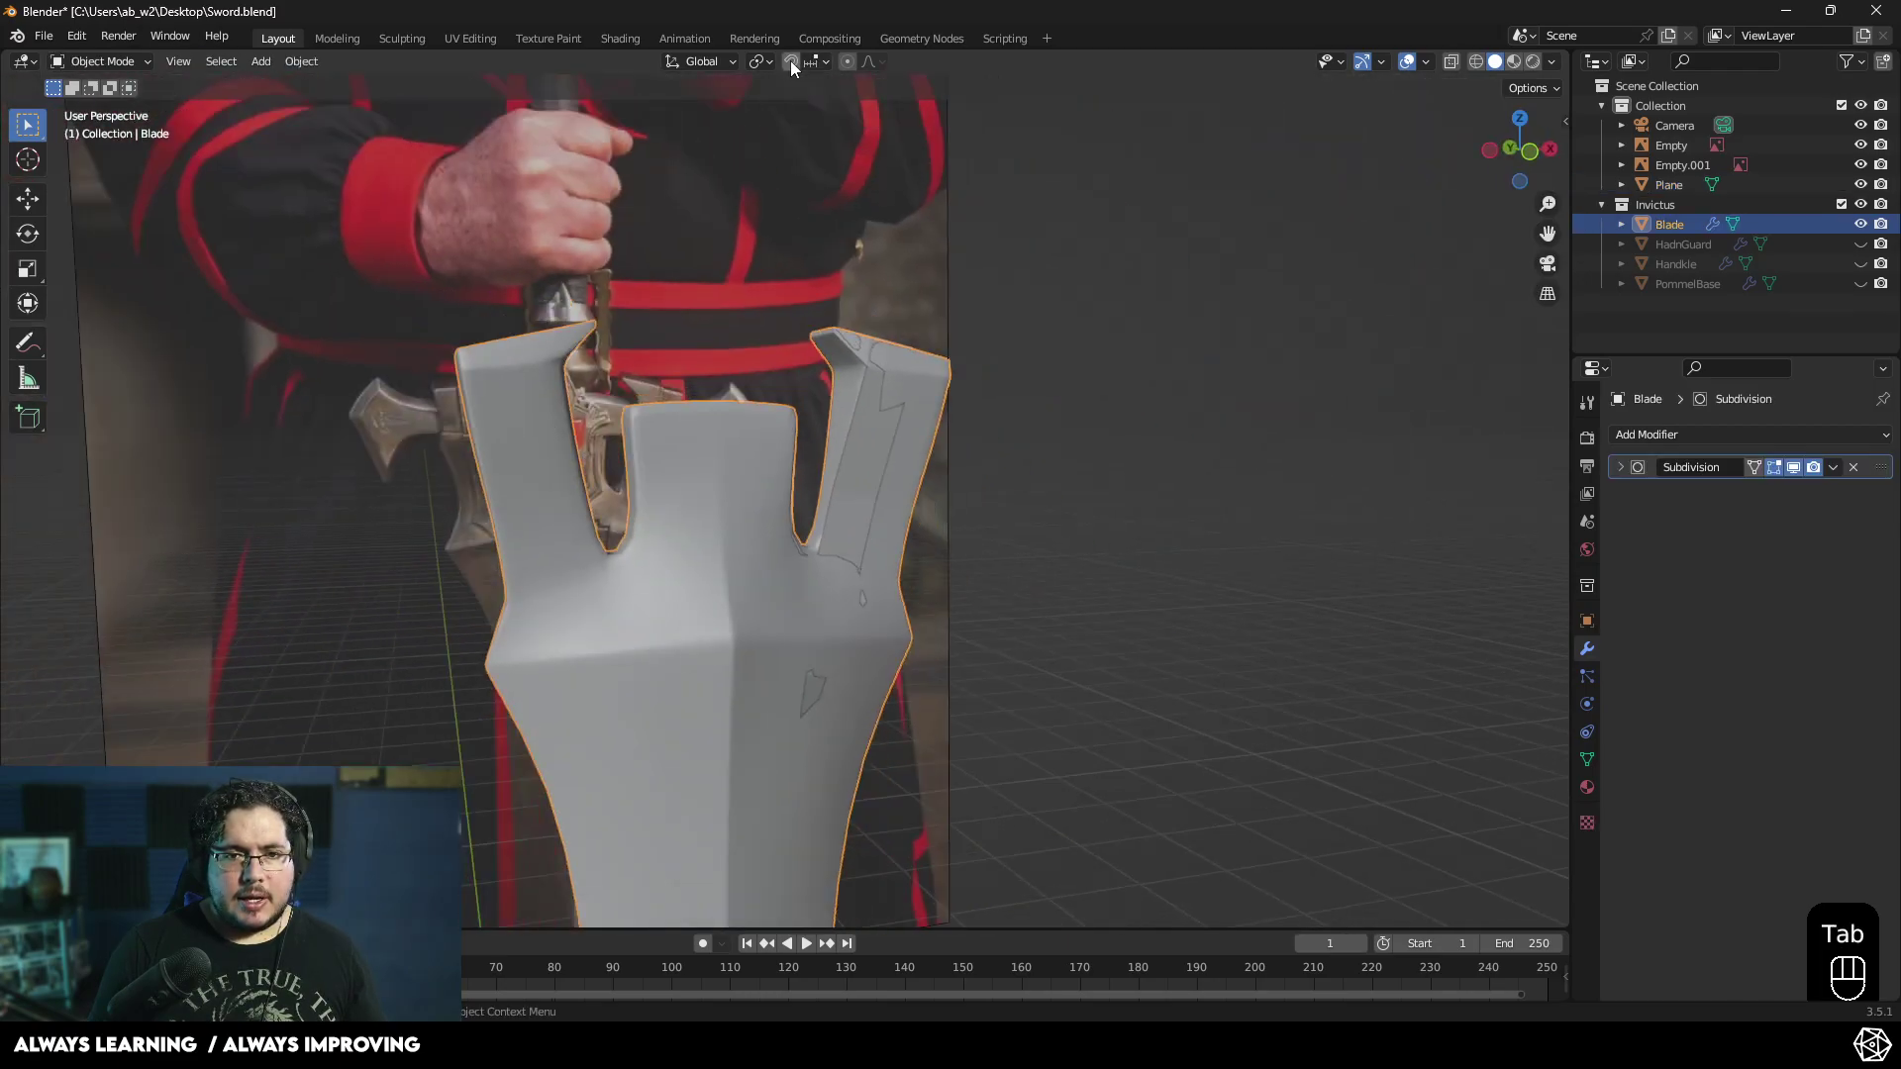
- Bring up the Snap To target options in the viewport header
click(830, 66)
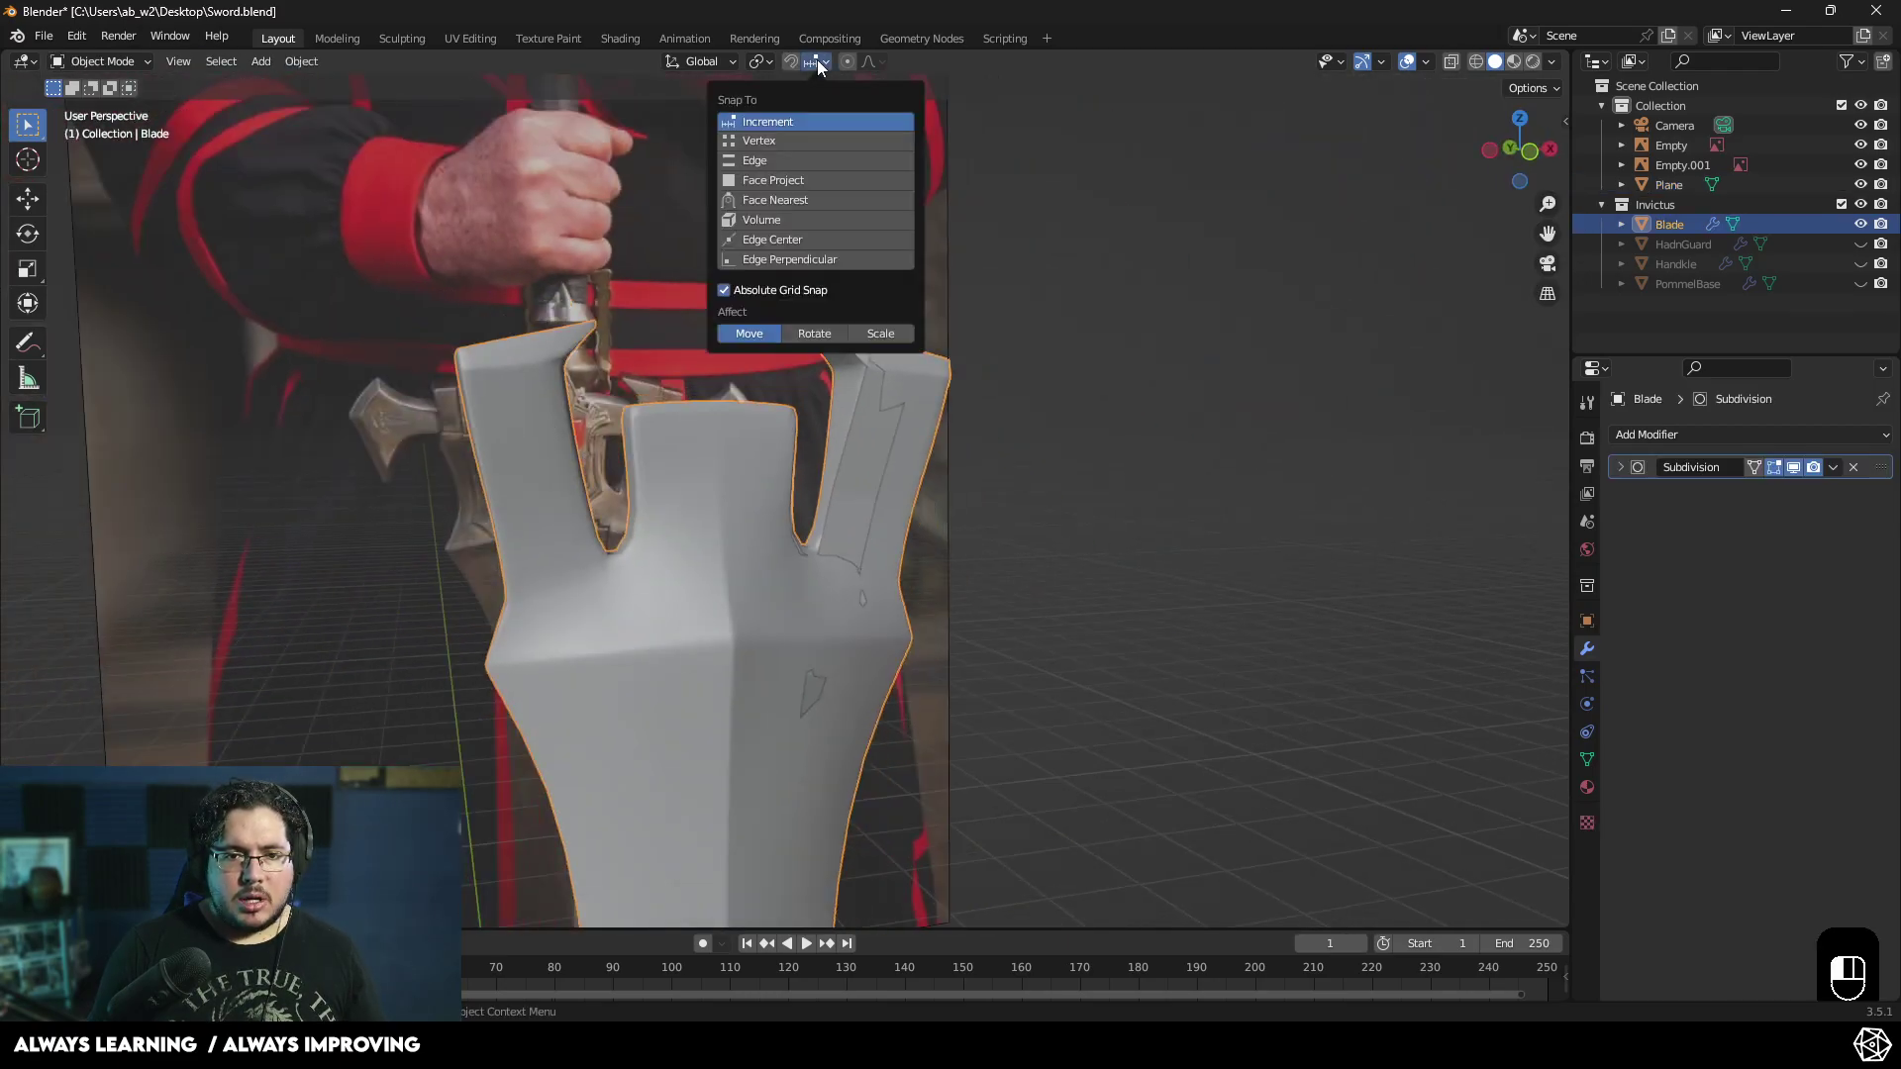
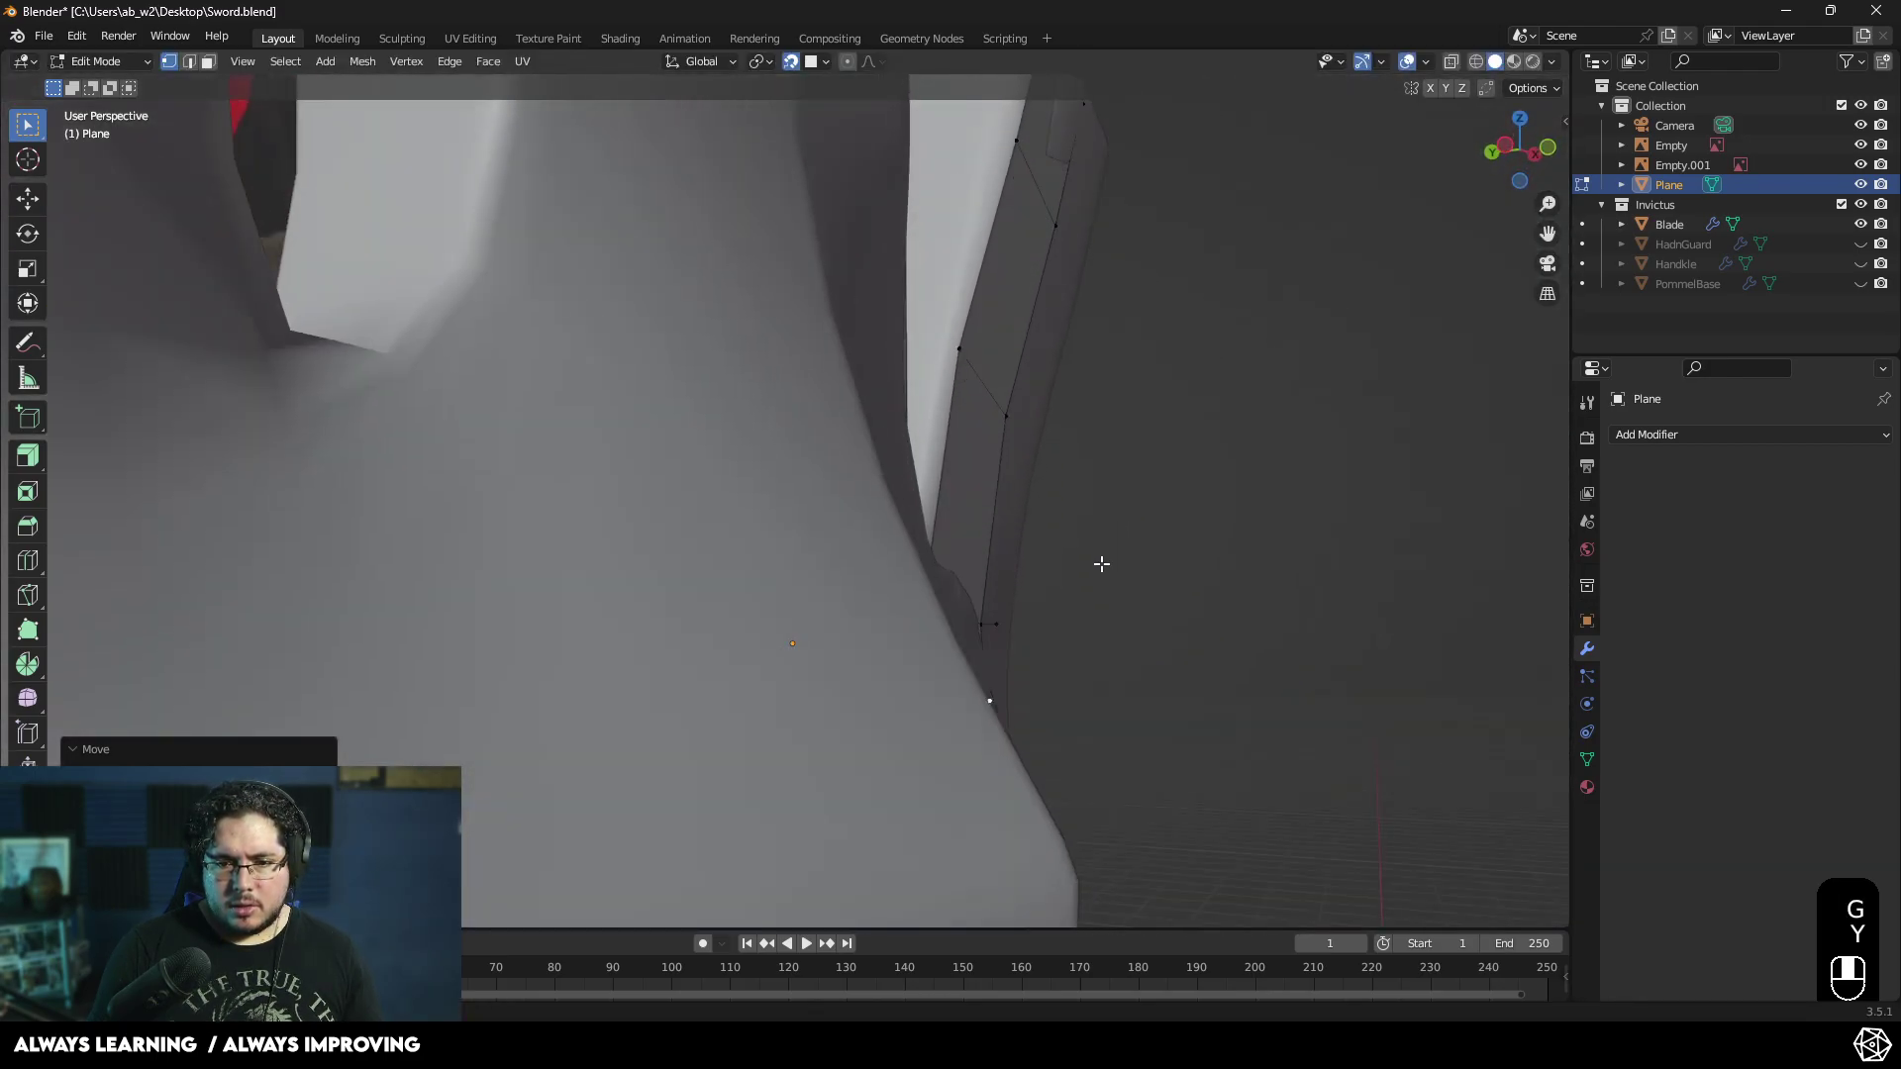
- Move the selected Plane vertices along global Y onto the blade's notched edge
key(g)
key(y)
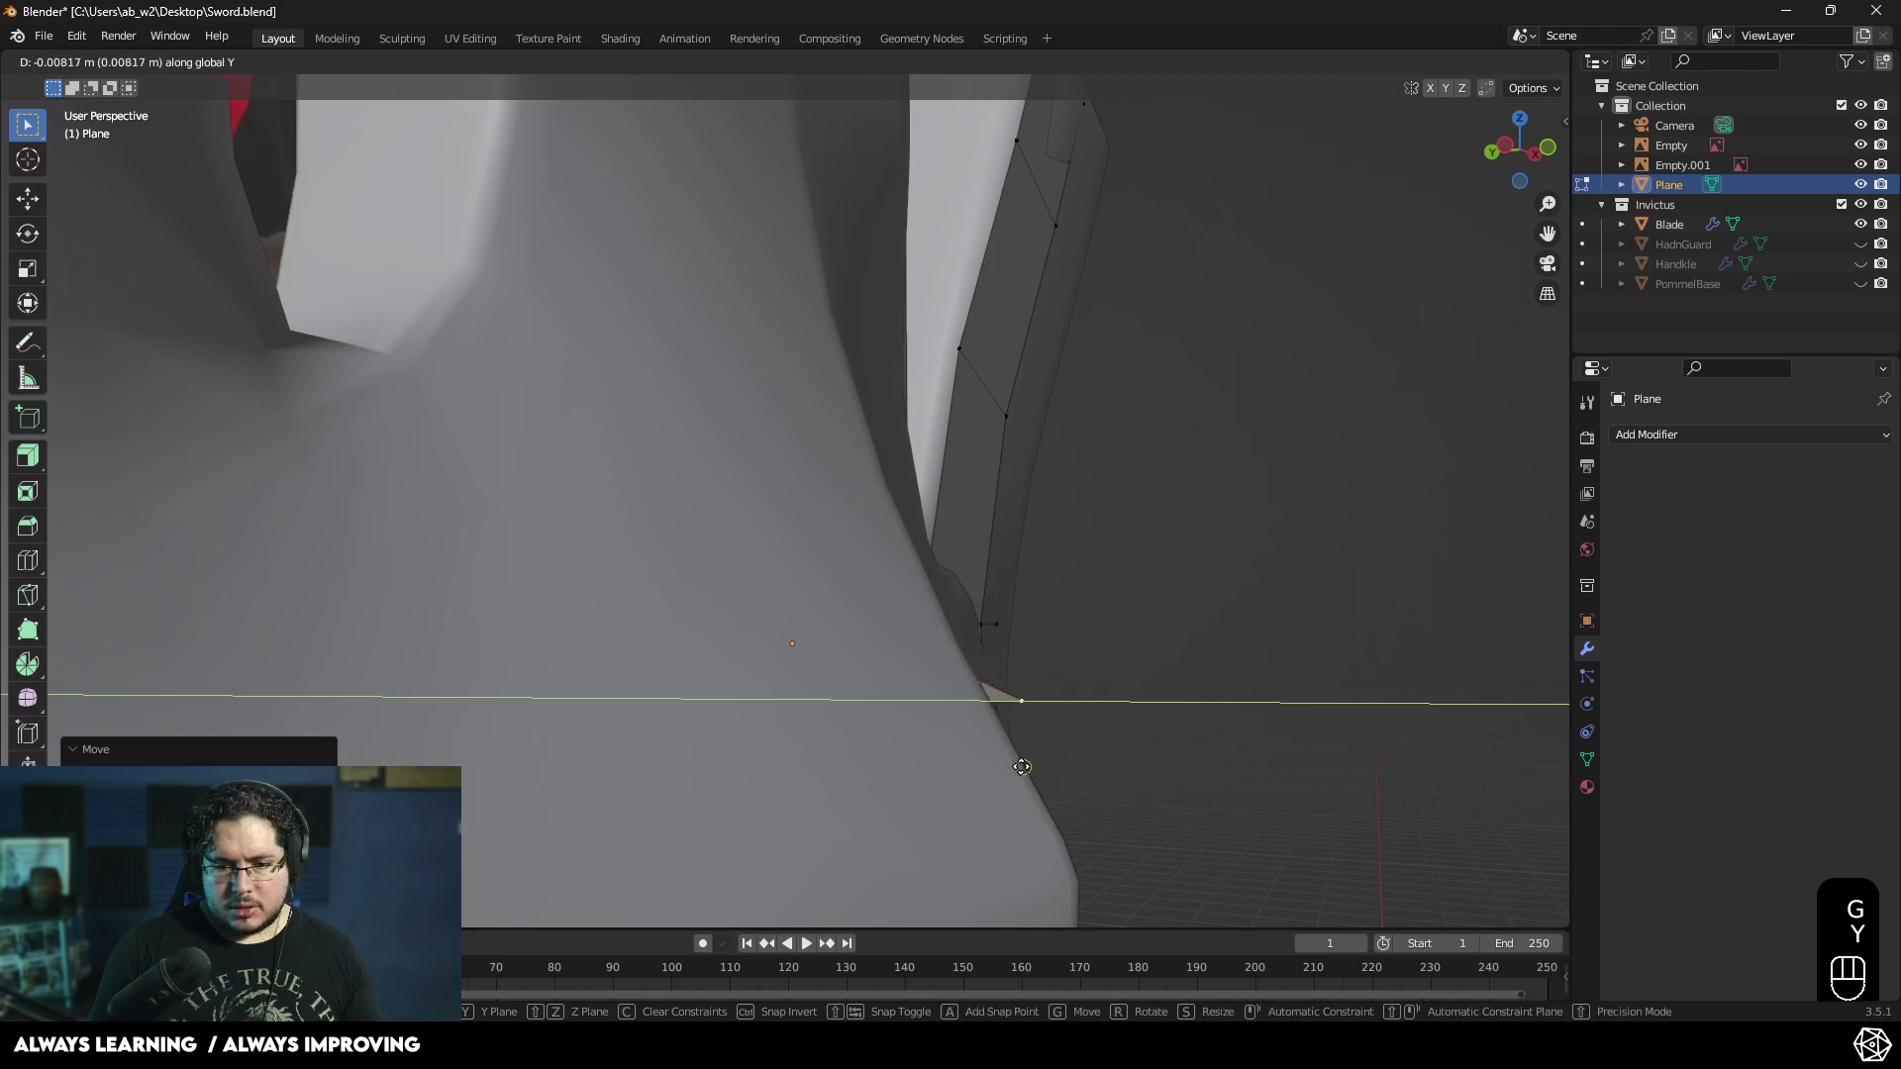
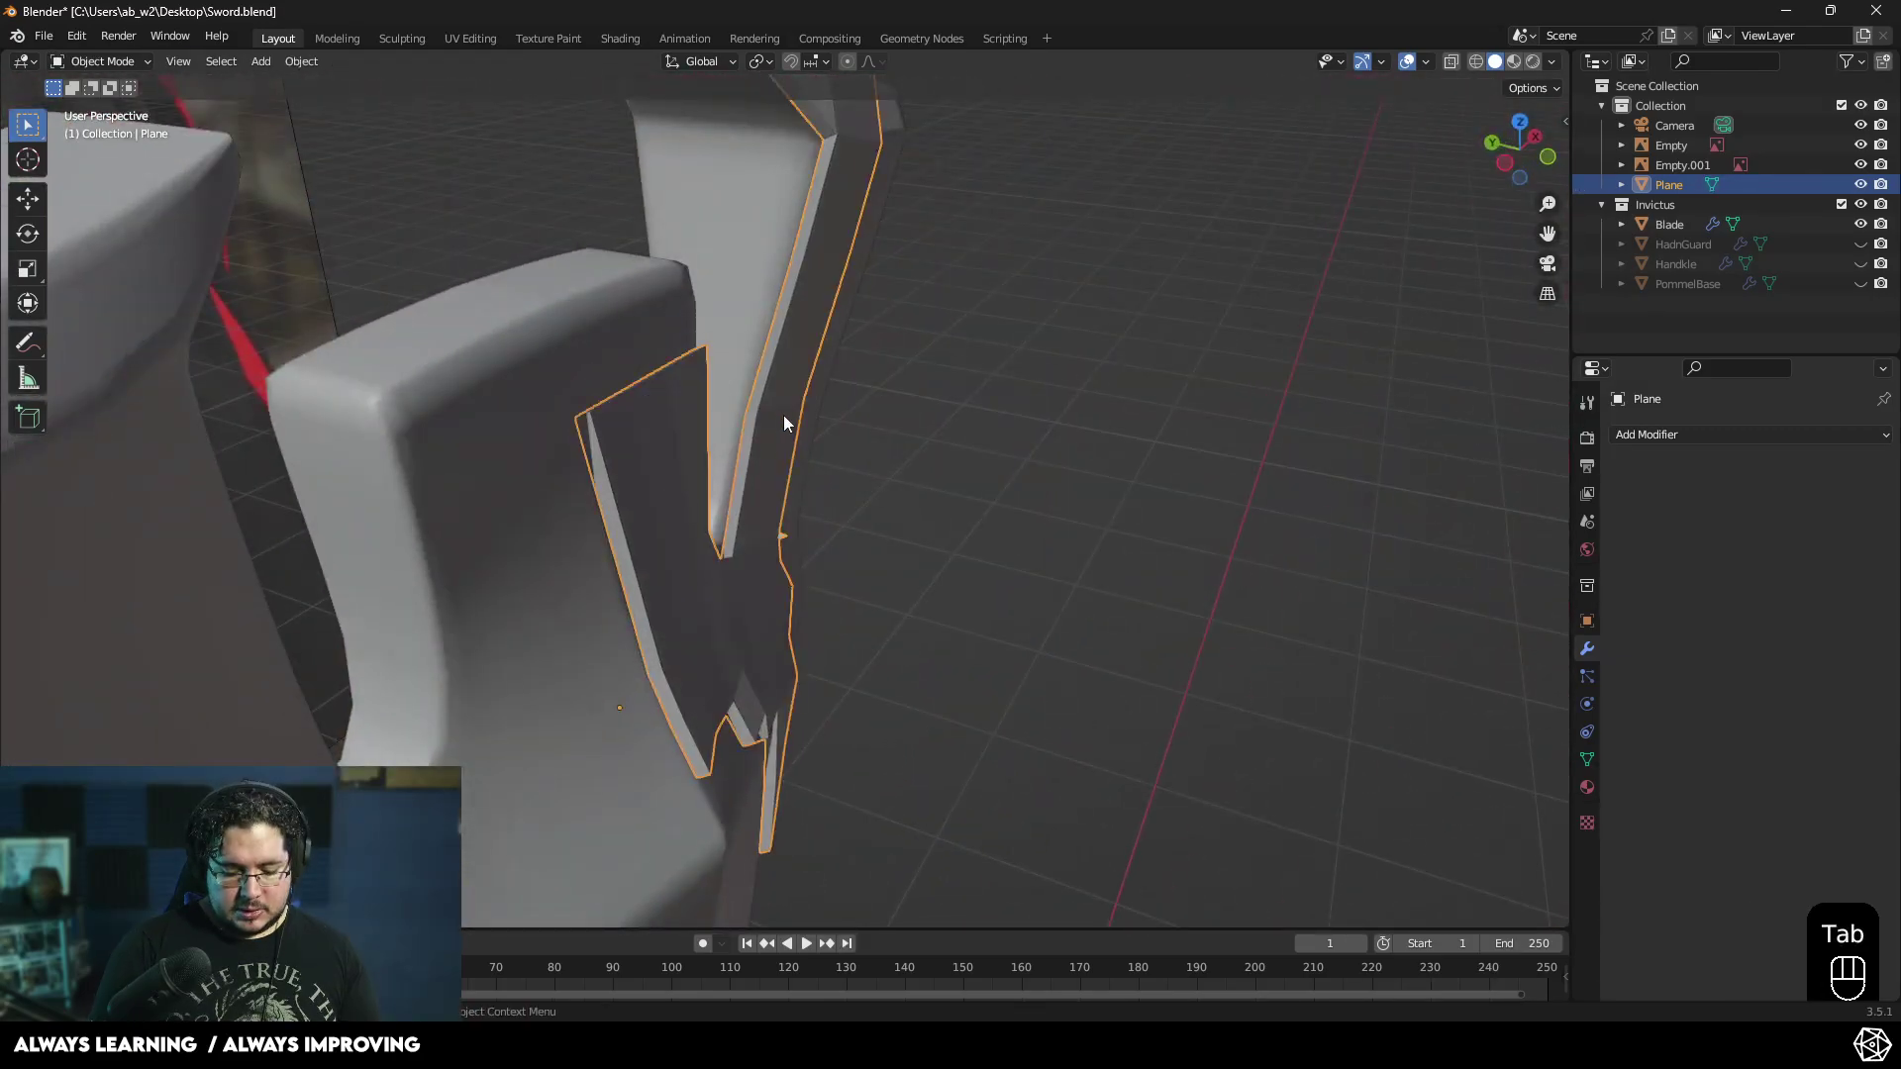
- Isolate the Plane in Local View, edit its mesh and delete the selected geometry
key(KP_Divide)
drag(887, 398, 892, 426)
key(Tab)
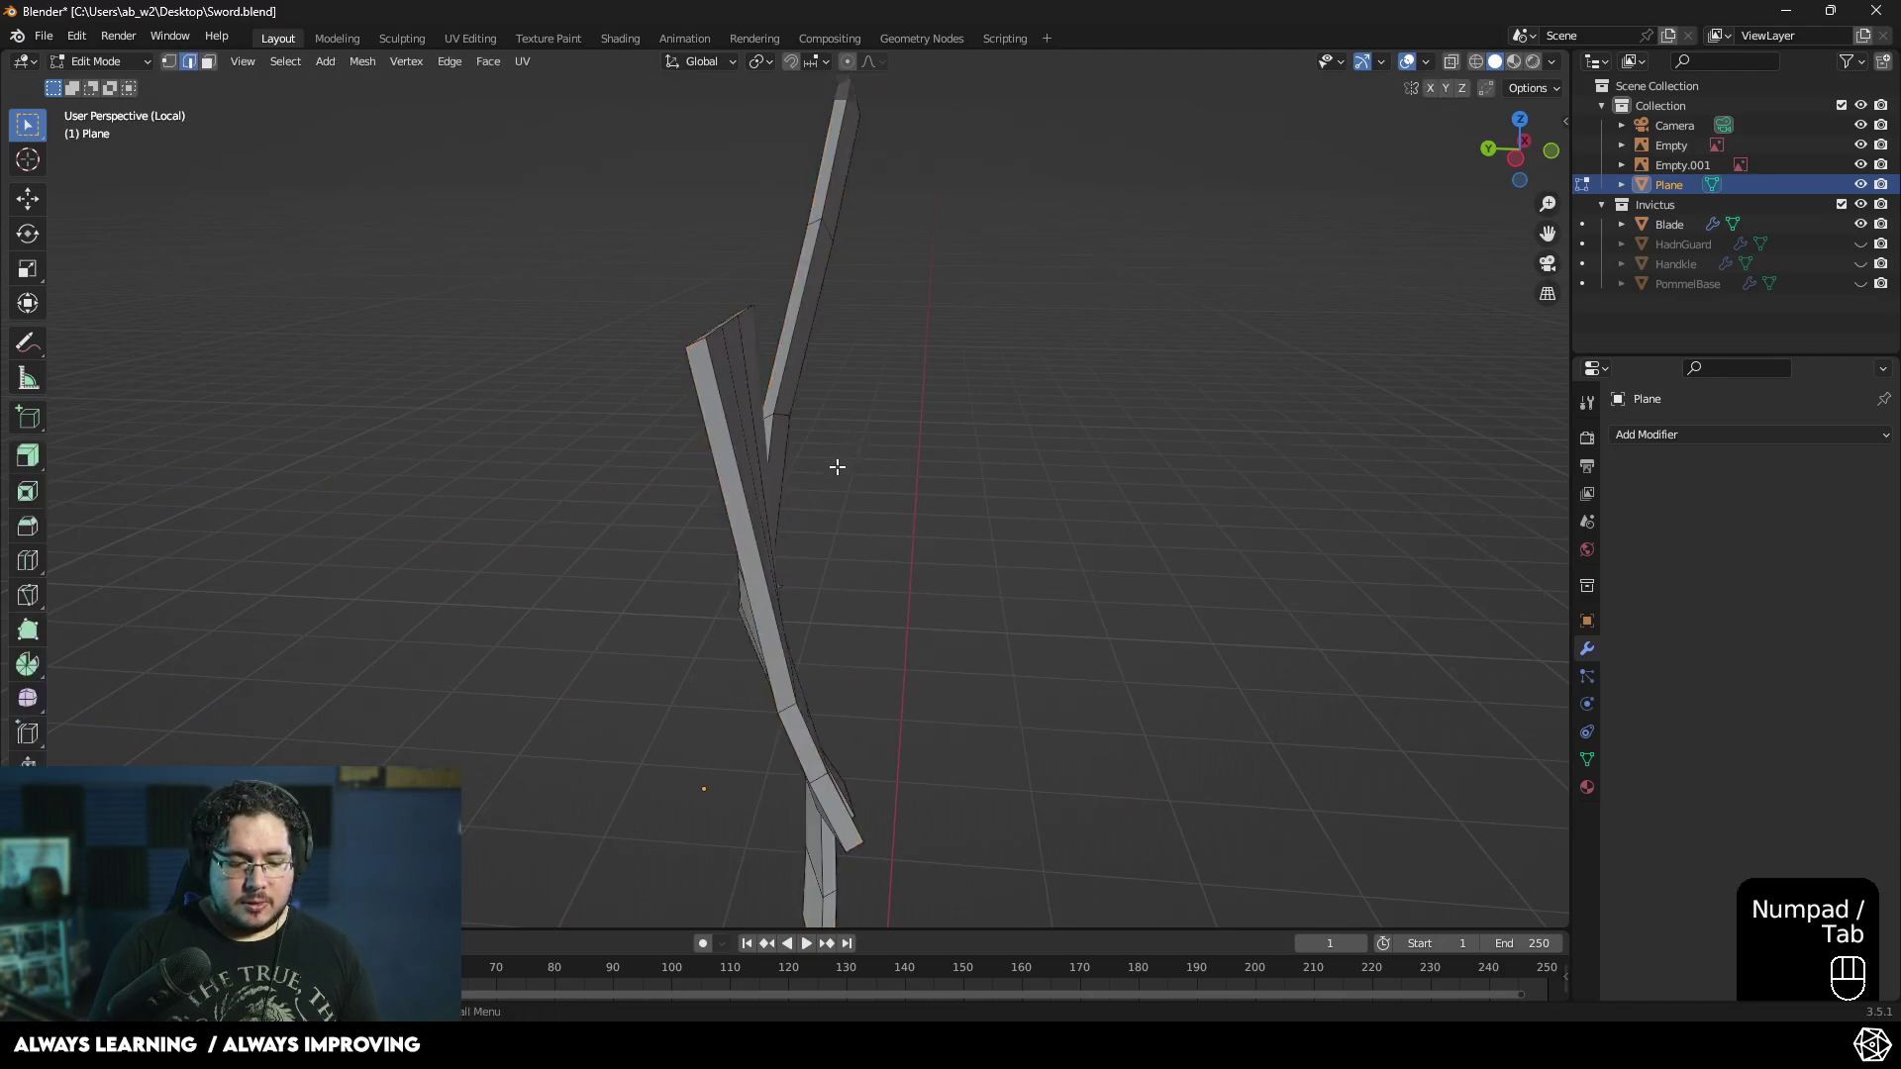
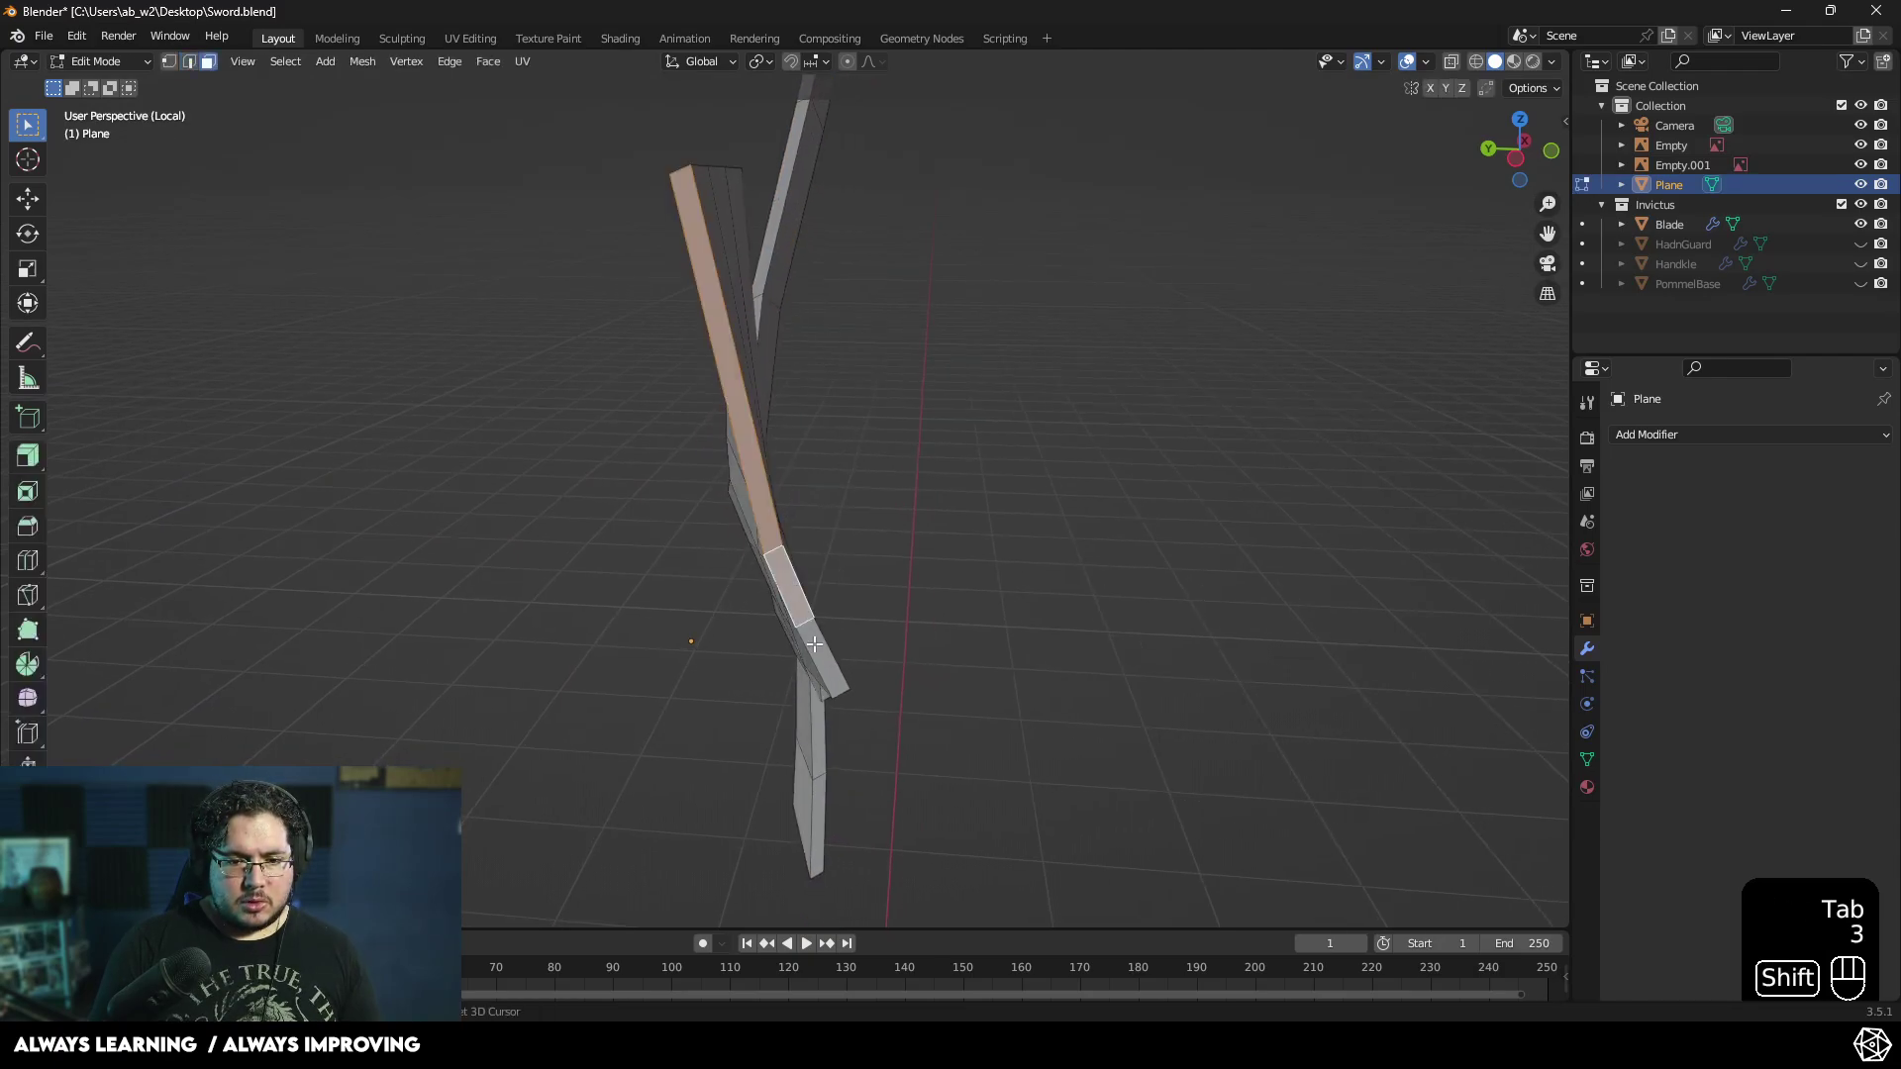
key(Delete)
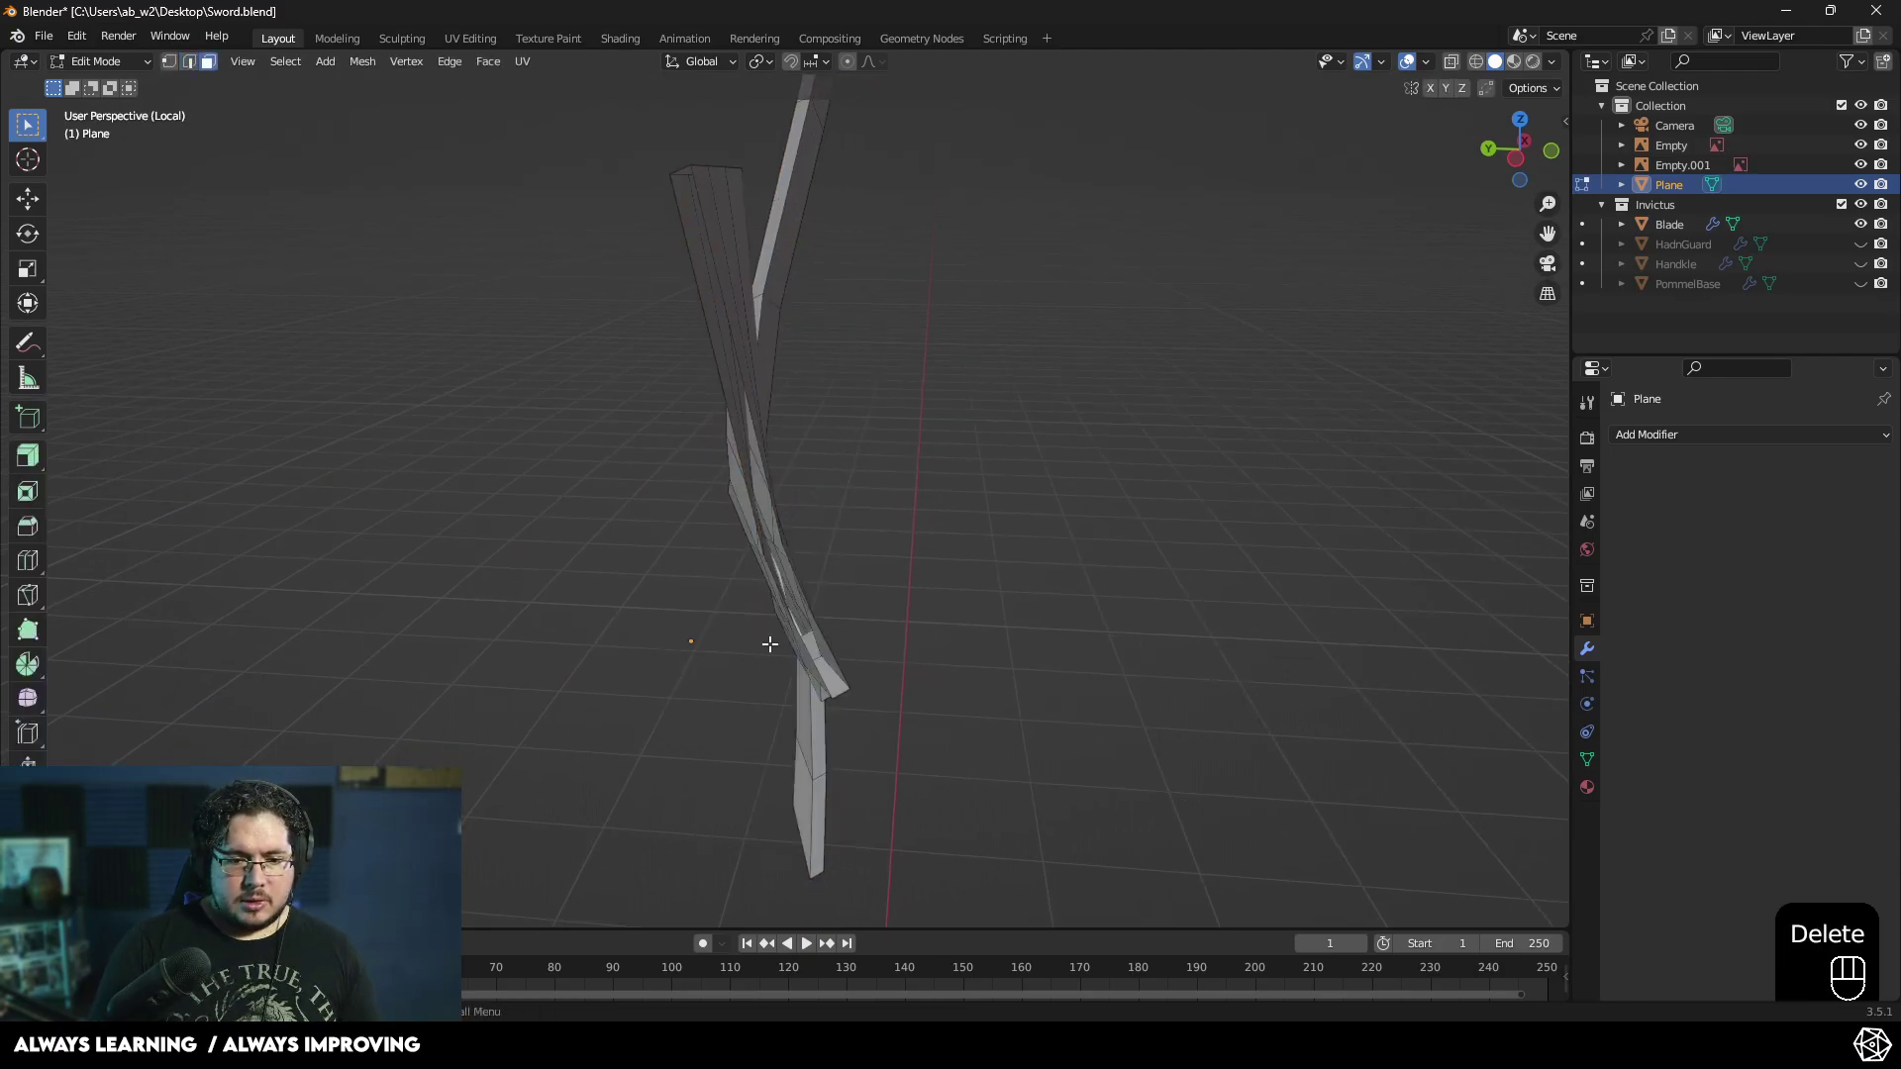
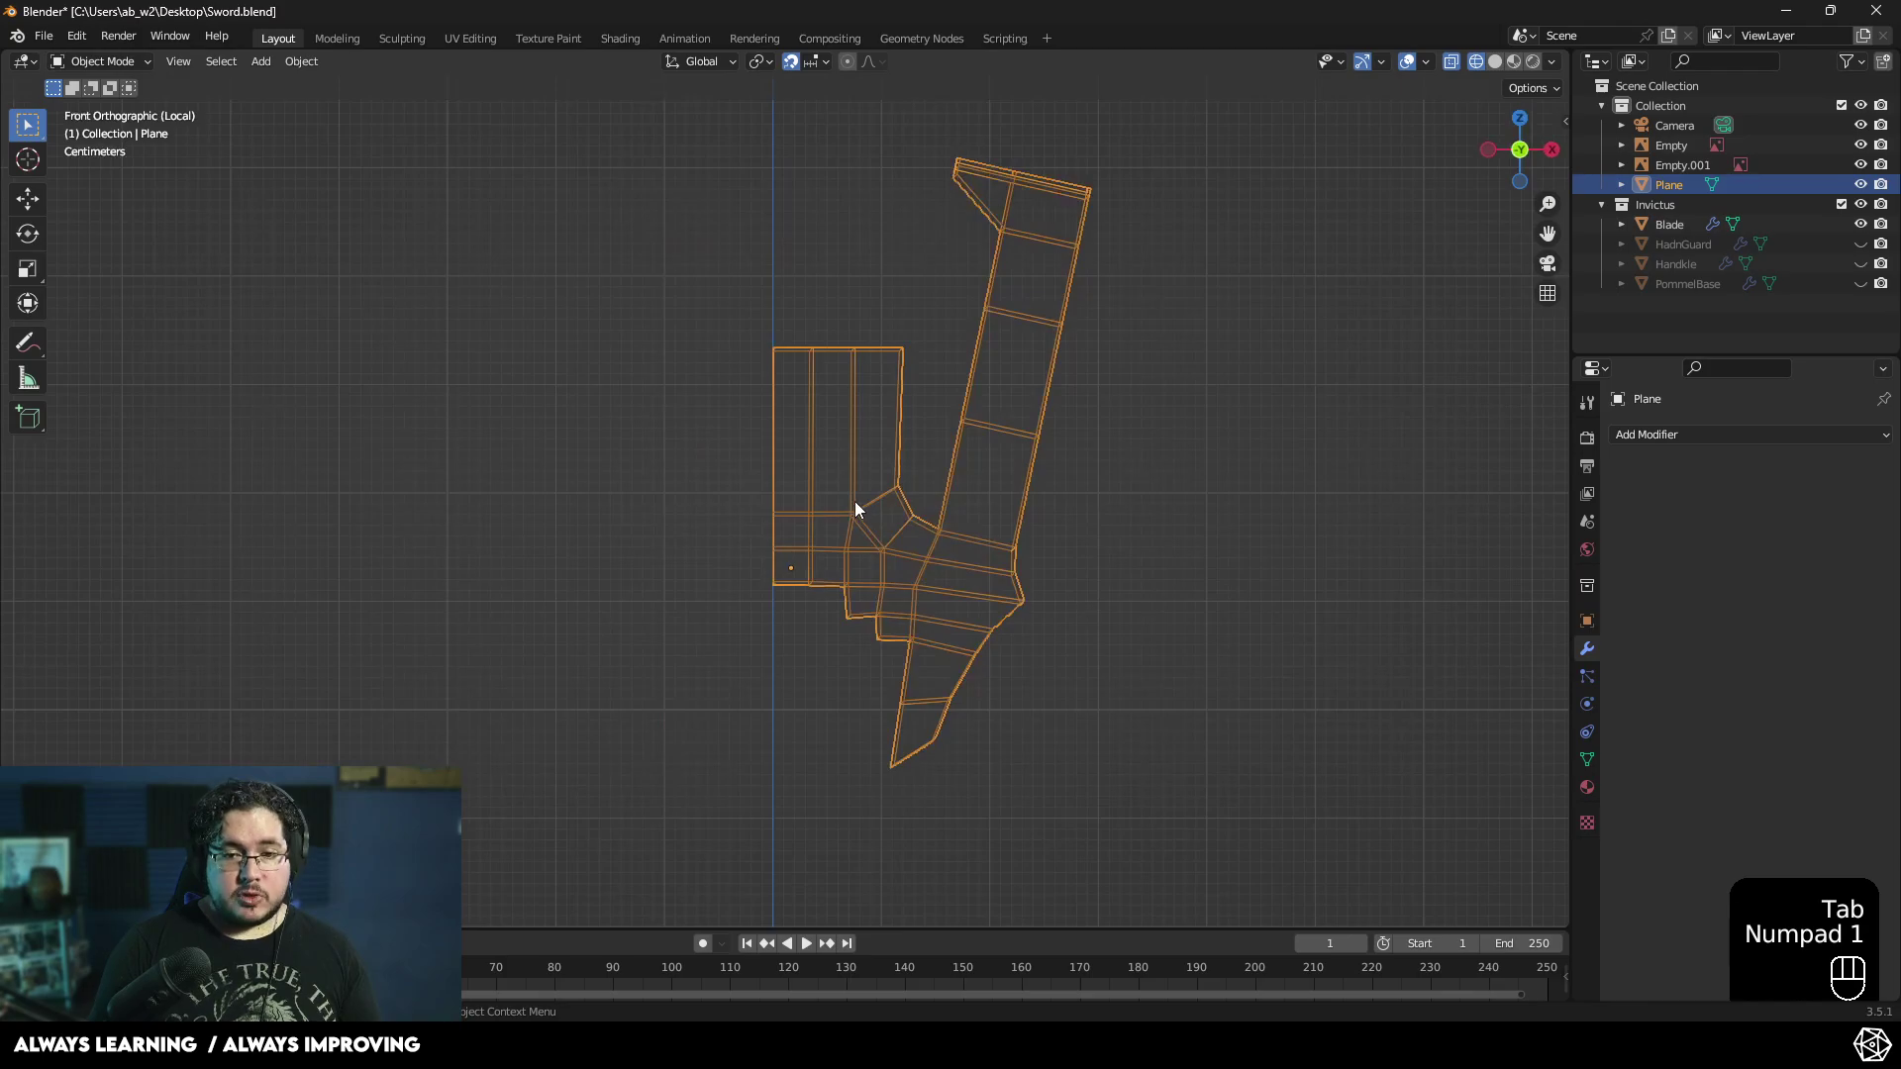
- Switch the isolated Plane from Wireframe to Solid shading while orbiting around it
drag(859, 542, 802, 583)
drag(767, 593, 699, 607)
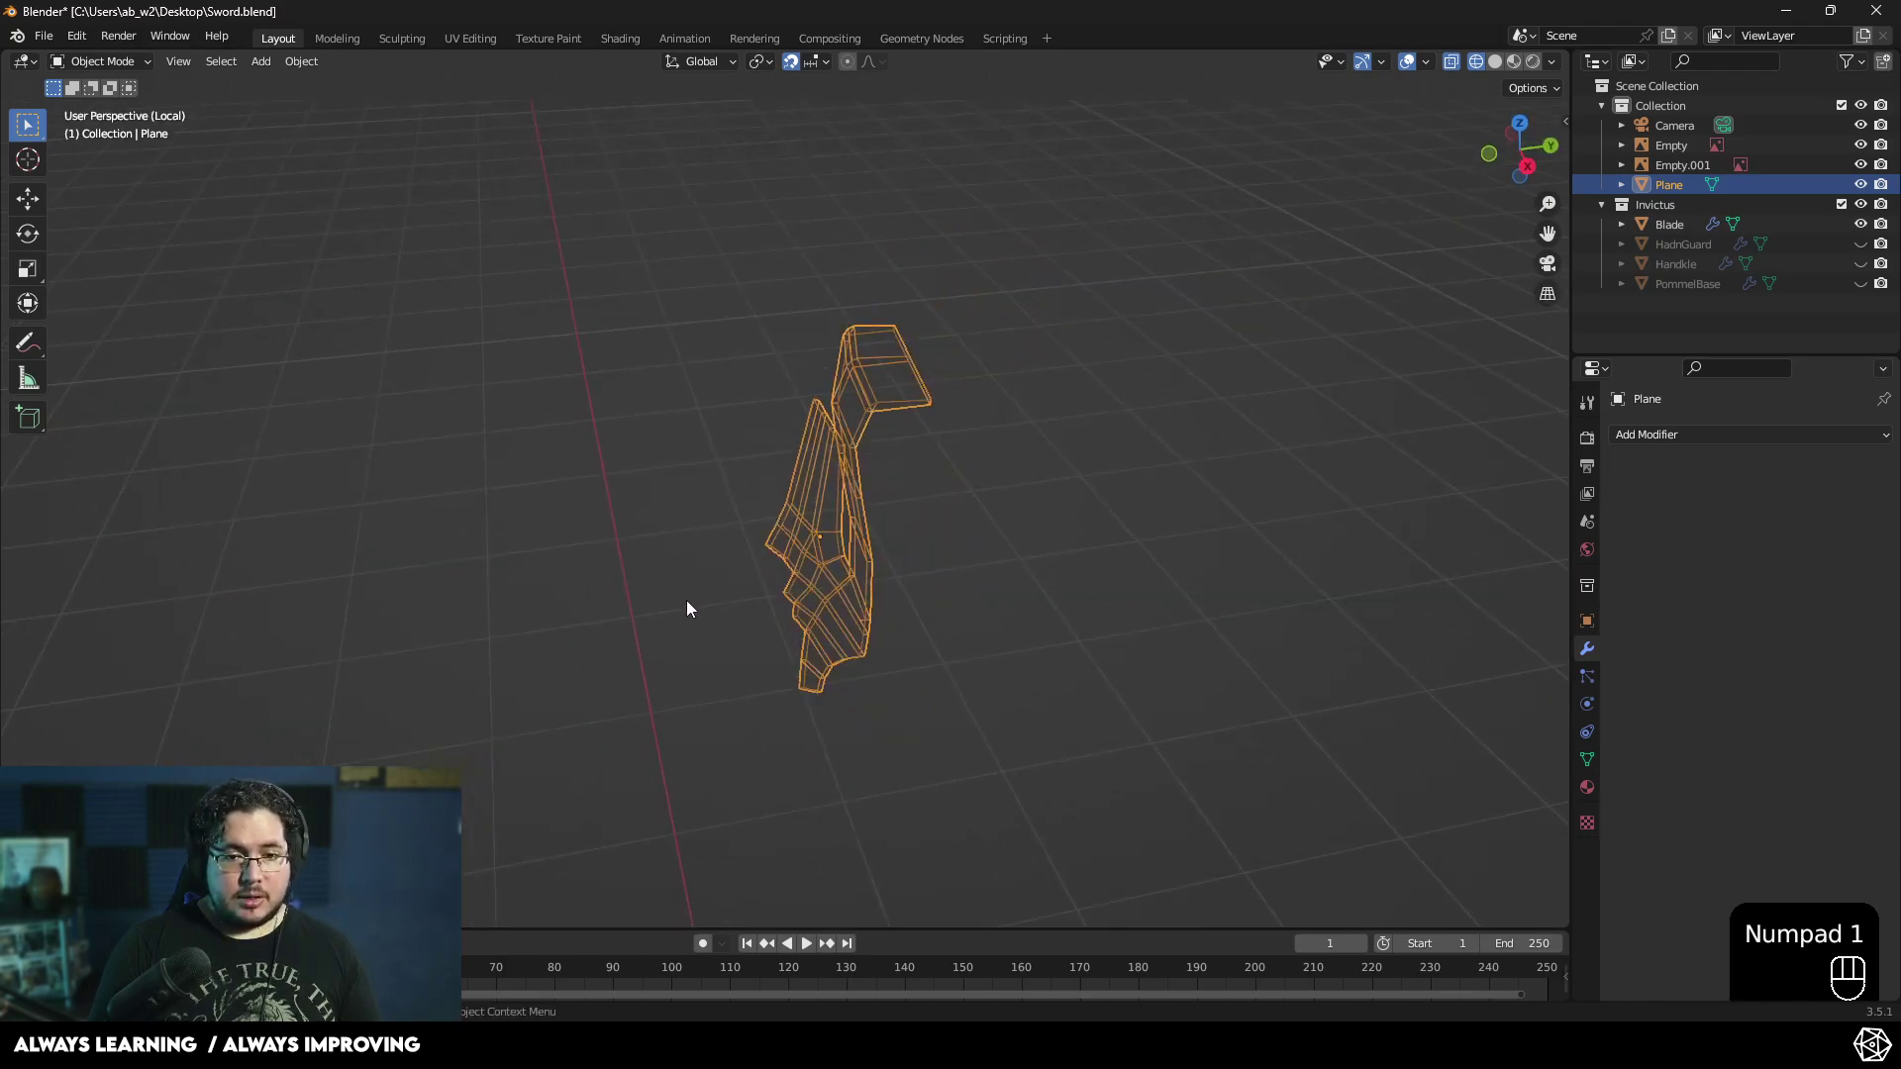
drag(771, 552, 927, 508)
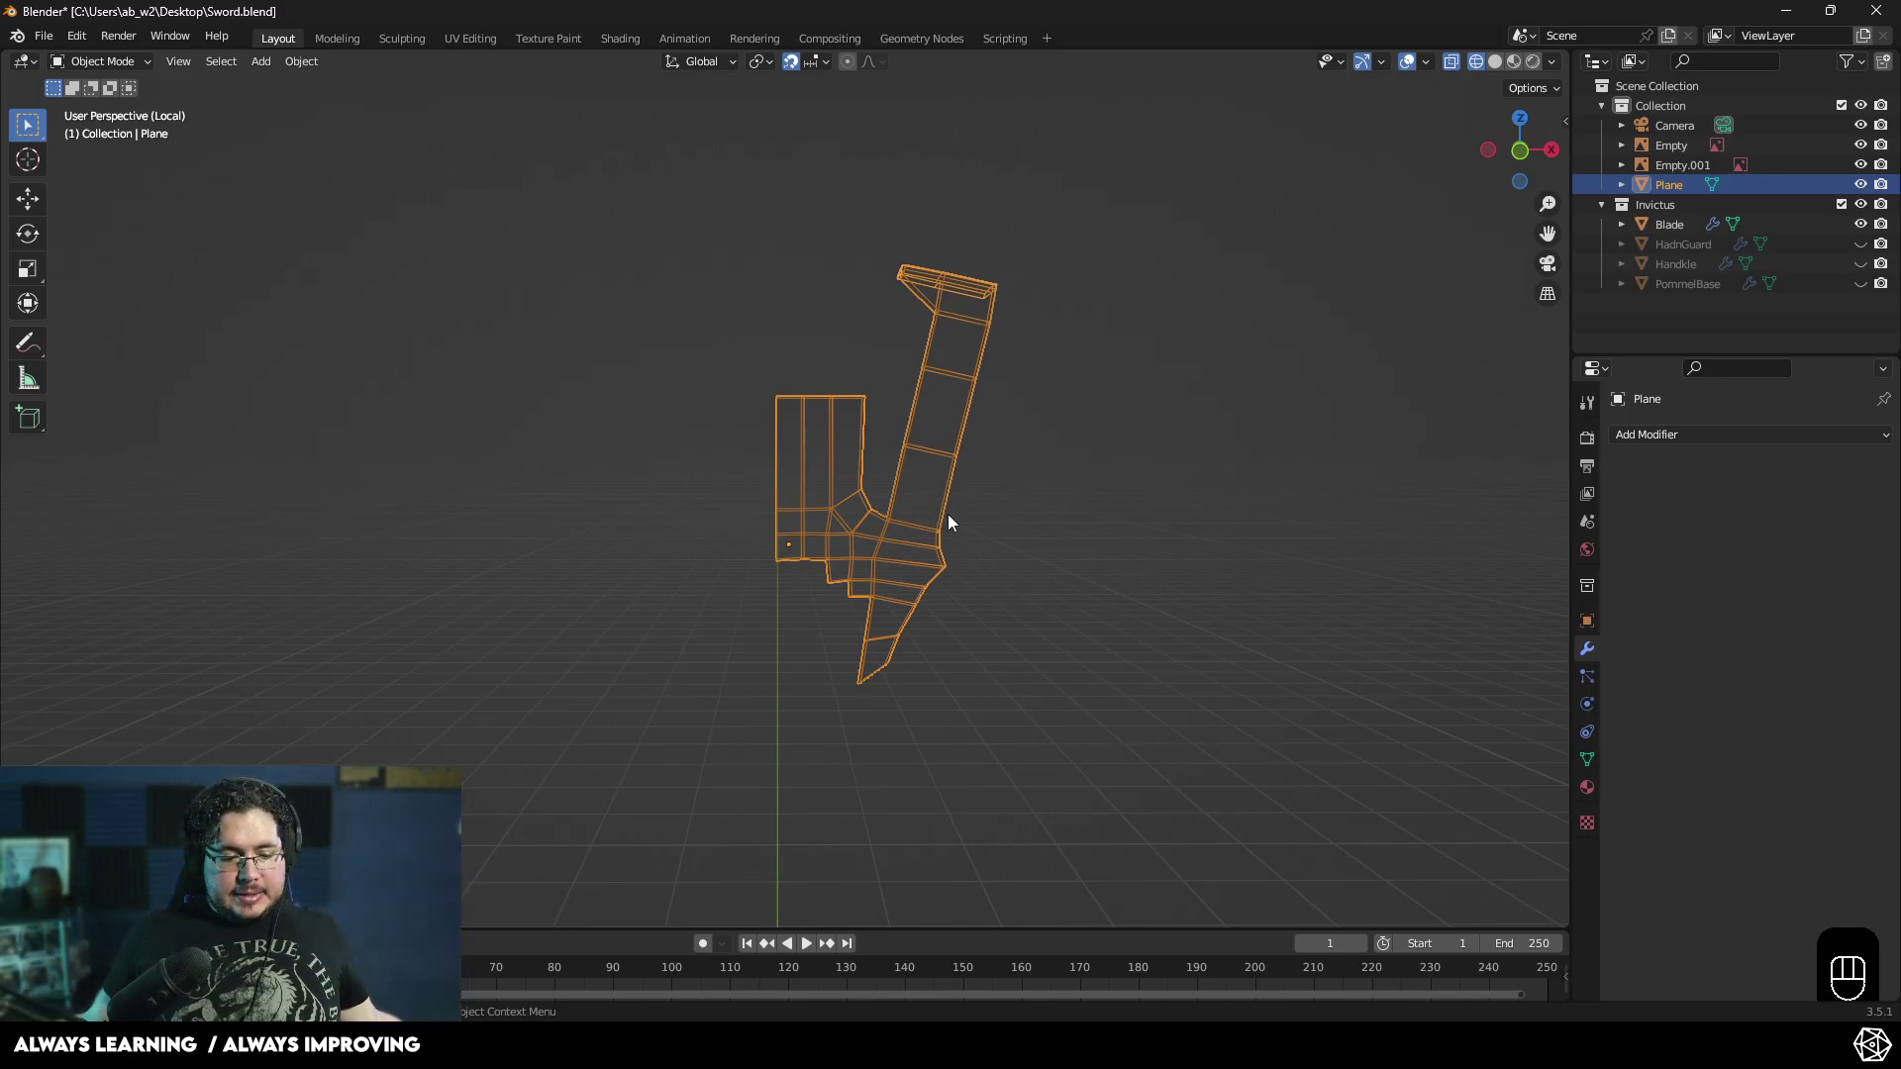
drag(987, 577, 1032, 576)
key(z)
click(1120, 552)
drag(1010, 550, 844, 556)
click(824, 511)
- Return to object mode and orbit to inspect the solid jagged guard shape with its hooked prong
drag(921, 531, 1022, 491)
middle_click(1009, 488)
click(804, 64)
drag(910, 417, 888, 466)
drag(960, 473, 986, 472)
drag(999, 538, 1009, 575)
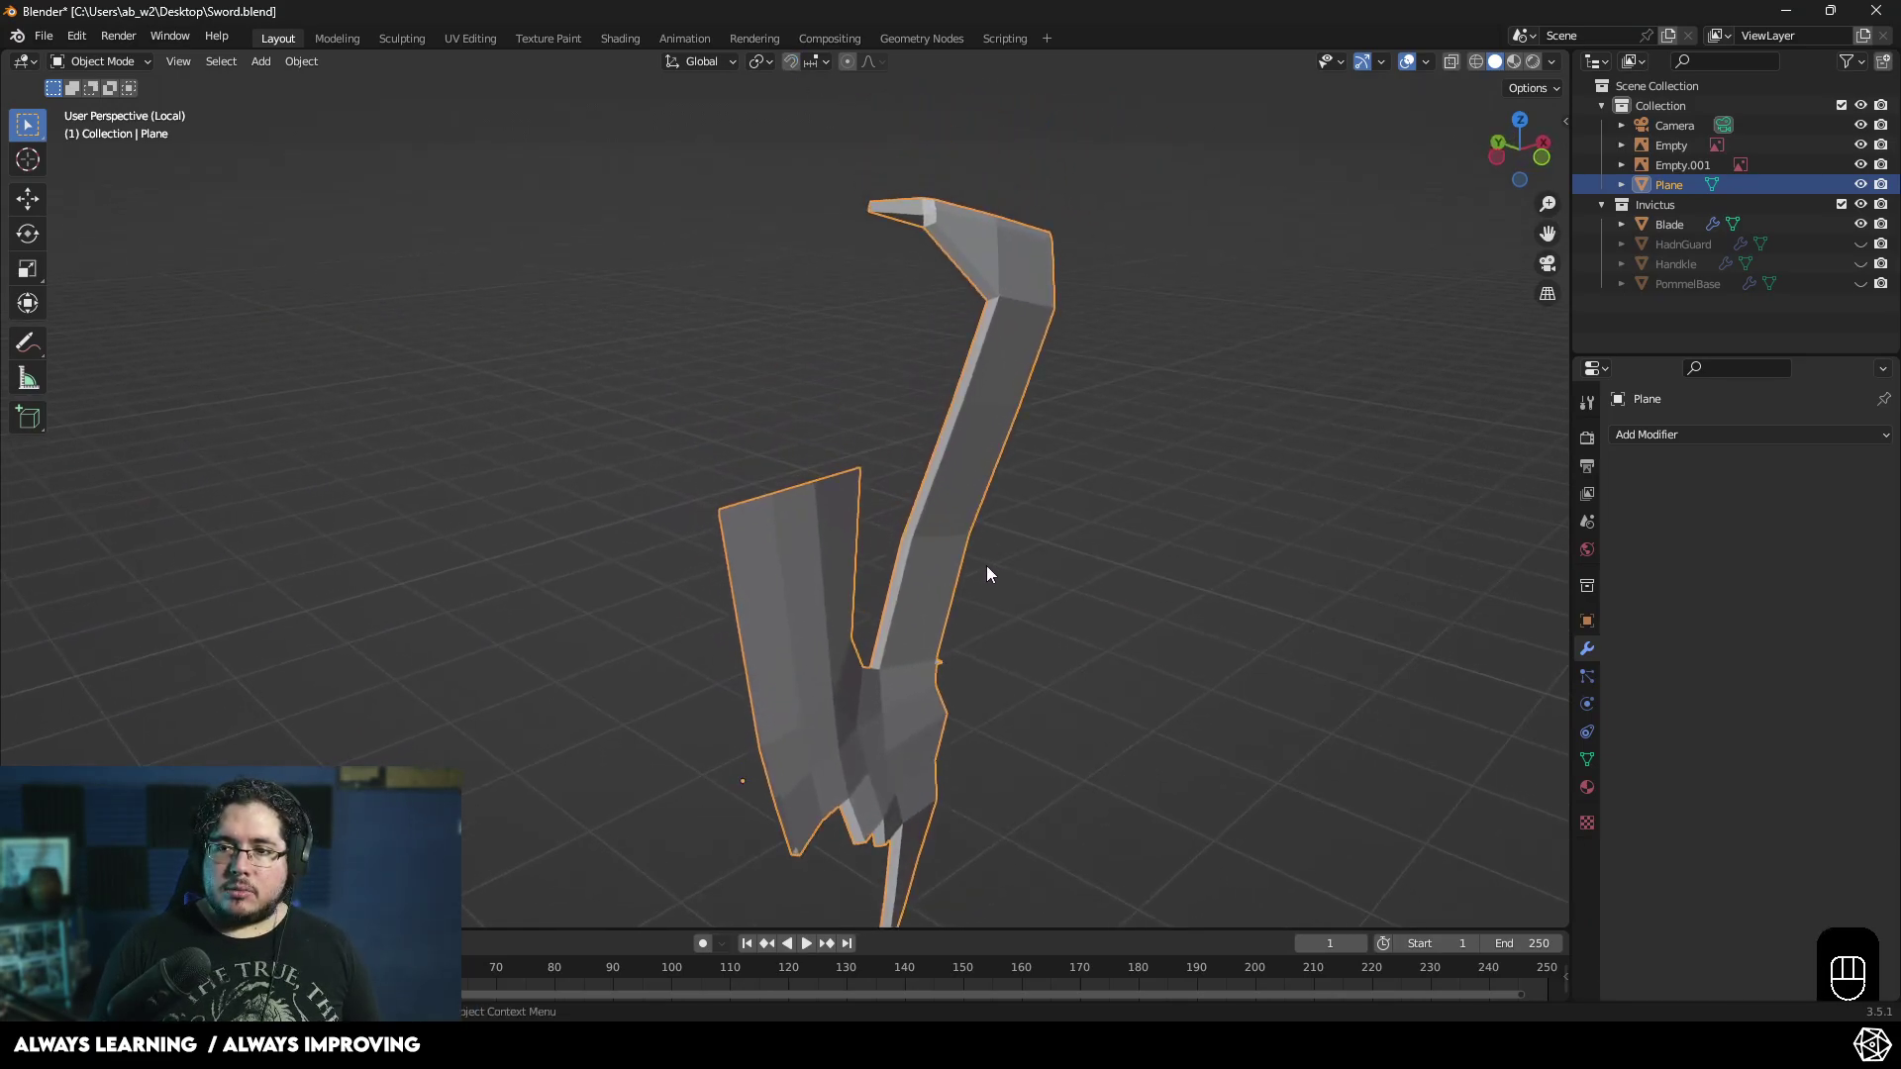
- Exit Local View to show the full scene around the Plane and bring up the Add Modifier list
drag(1018, 627, 892, 635)
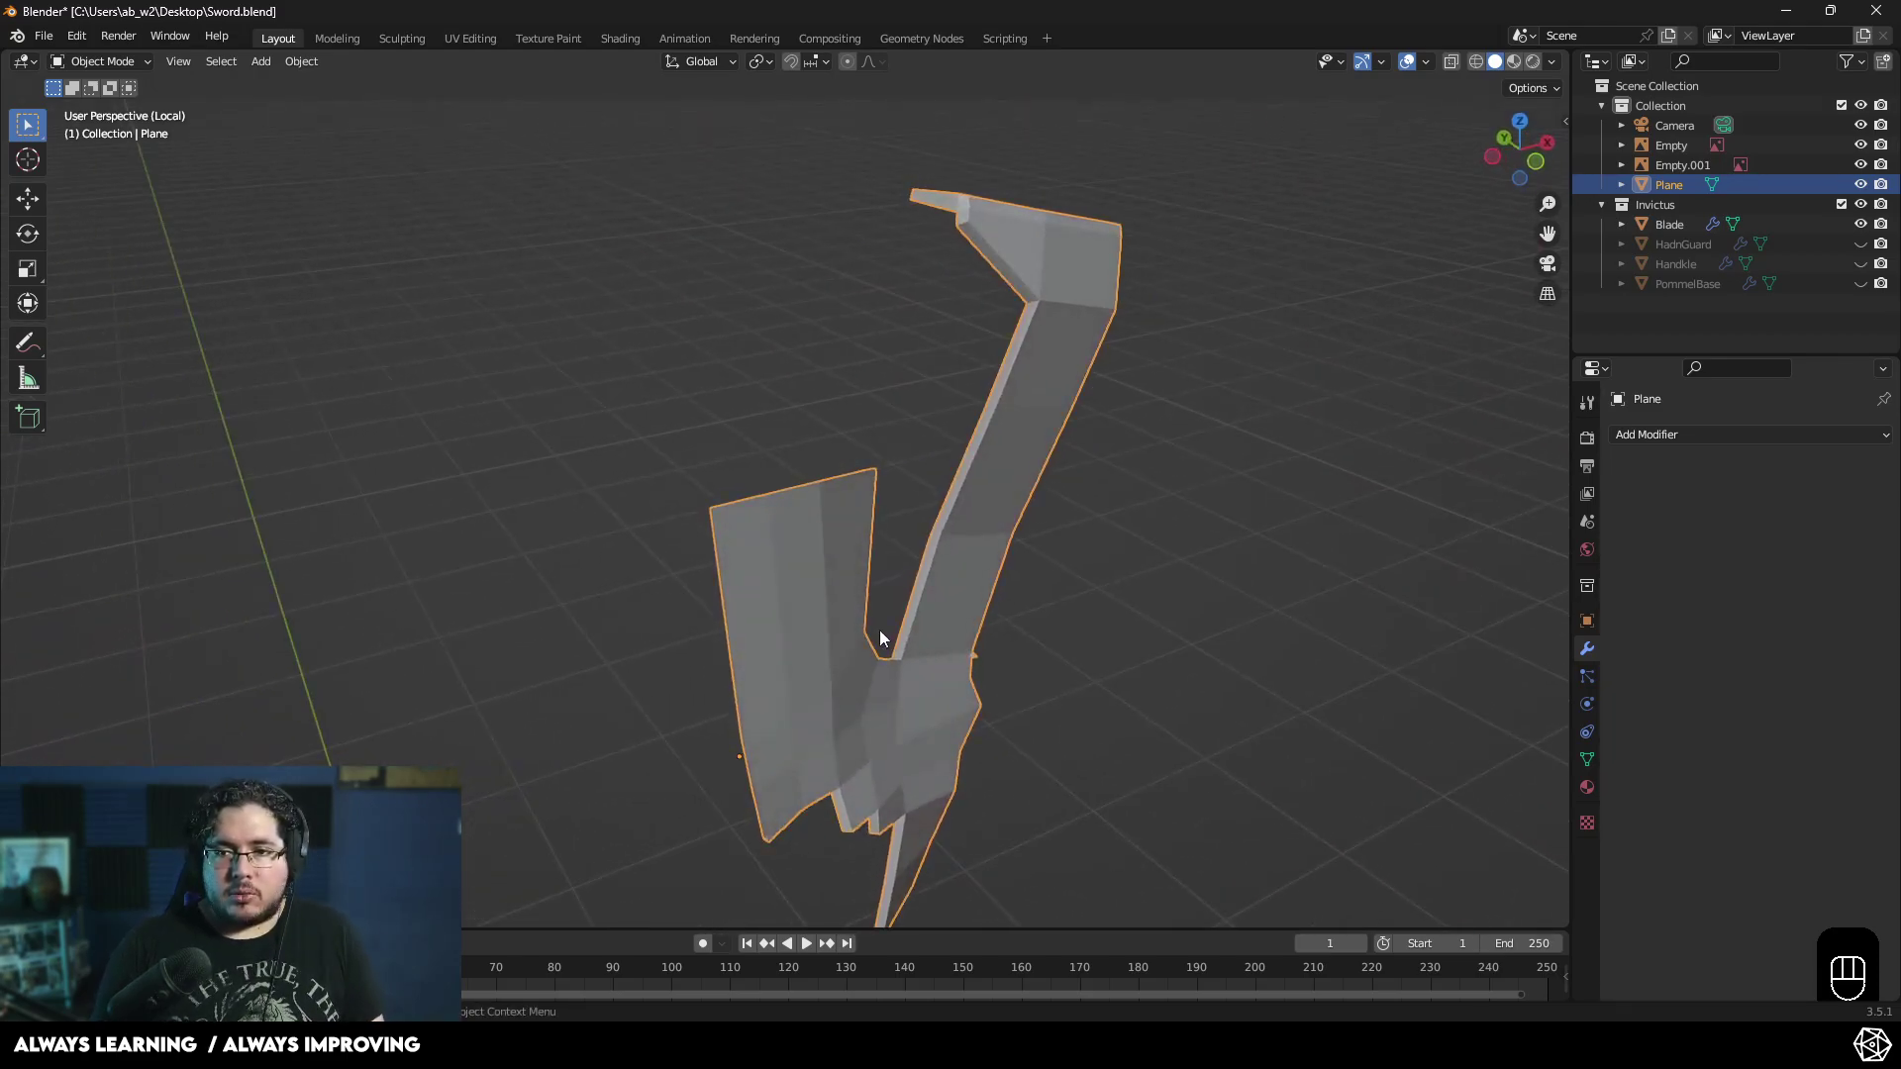
key(KP_Divide)
drag(912, 606, 775, 581)
drag(906, 636, 963, 630)
drag(965, 628, 889, 698)
drag(958, 692, 927, 599)
drag(926, 602, 955, 609)
drag(1640, 447, 1557, 676)
- Apply the Plane's transforms and add a Mirror modifier on X to double the guard
middle_click(1059, 605)
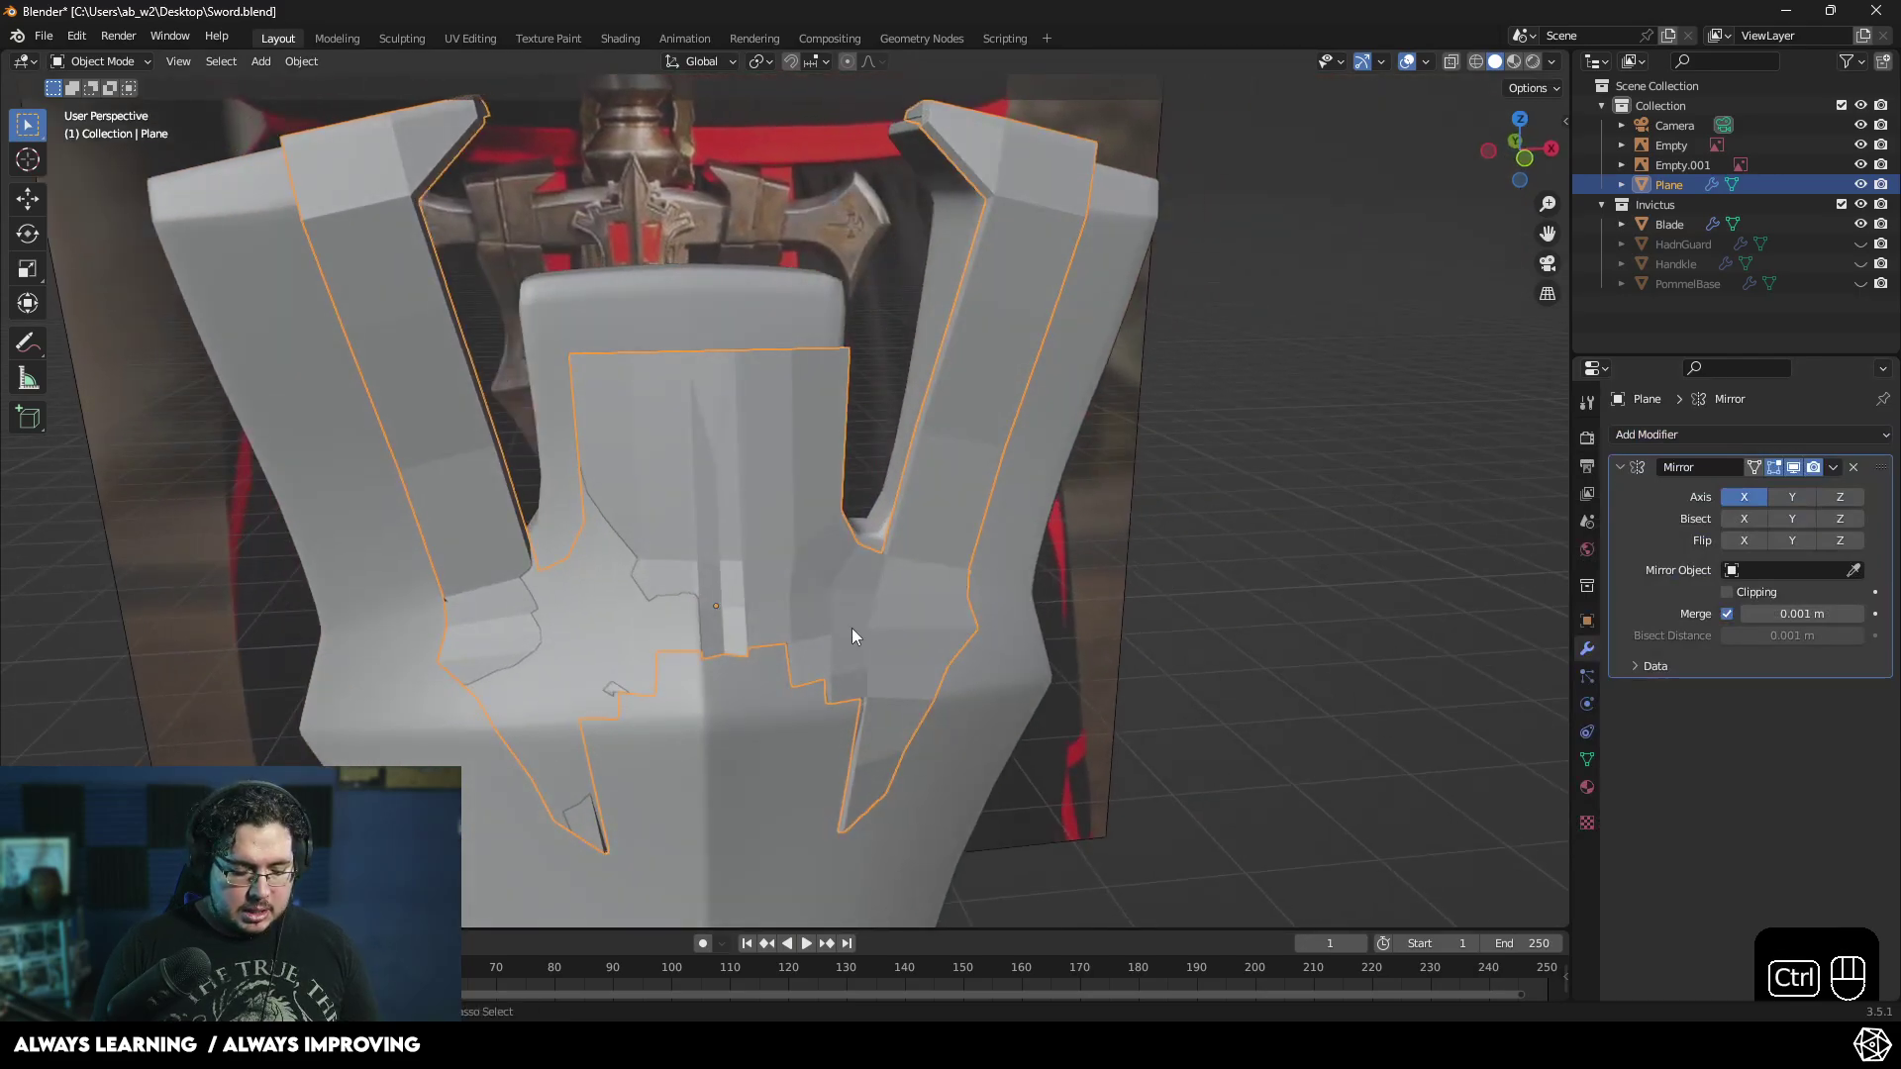
key(ctrl+a)
drag(1139, 590, 1209, 556)
drag(885, 562, 754, 642)
middle_click(955, 613)
click(1789, 497)
drag(1057, 646, 1140, 583)
click(1137, 604)
drag(1070, 626, 1278, 620)
drag(1092, 649, 1320, 631)
drag(1097, 635, 874, 650)
- Enable the Y axis on the Mirror modifier and isolate the closed two-sided guard in Local View
click(1029, 644)
drag(933, 648, 882, 653)
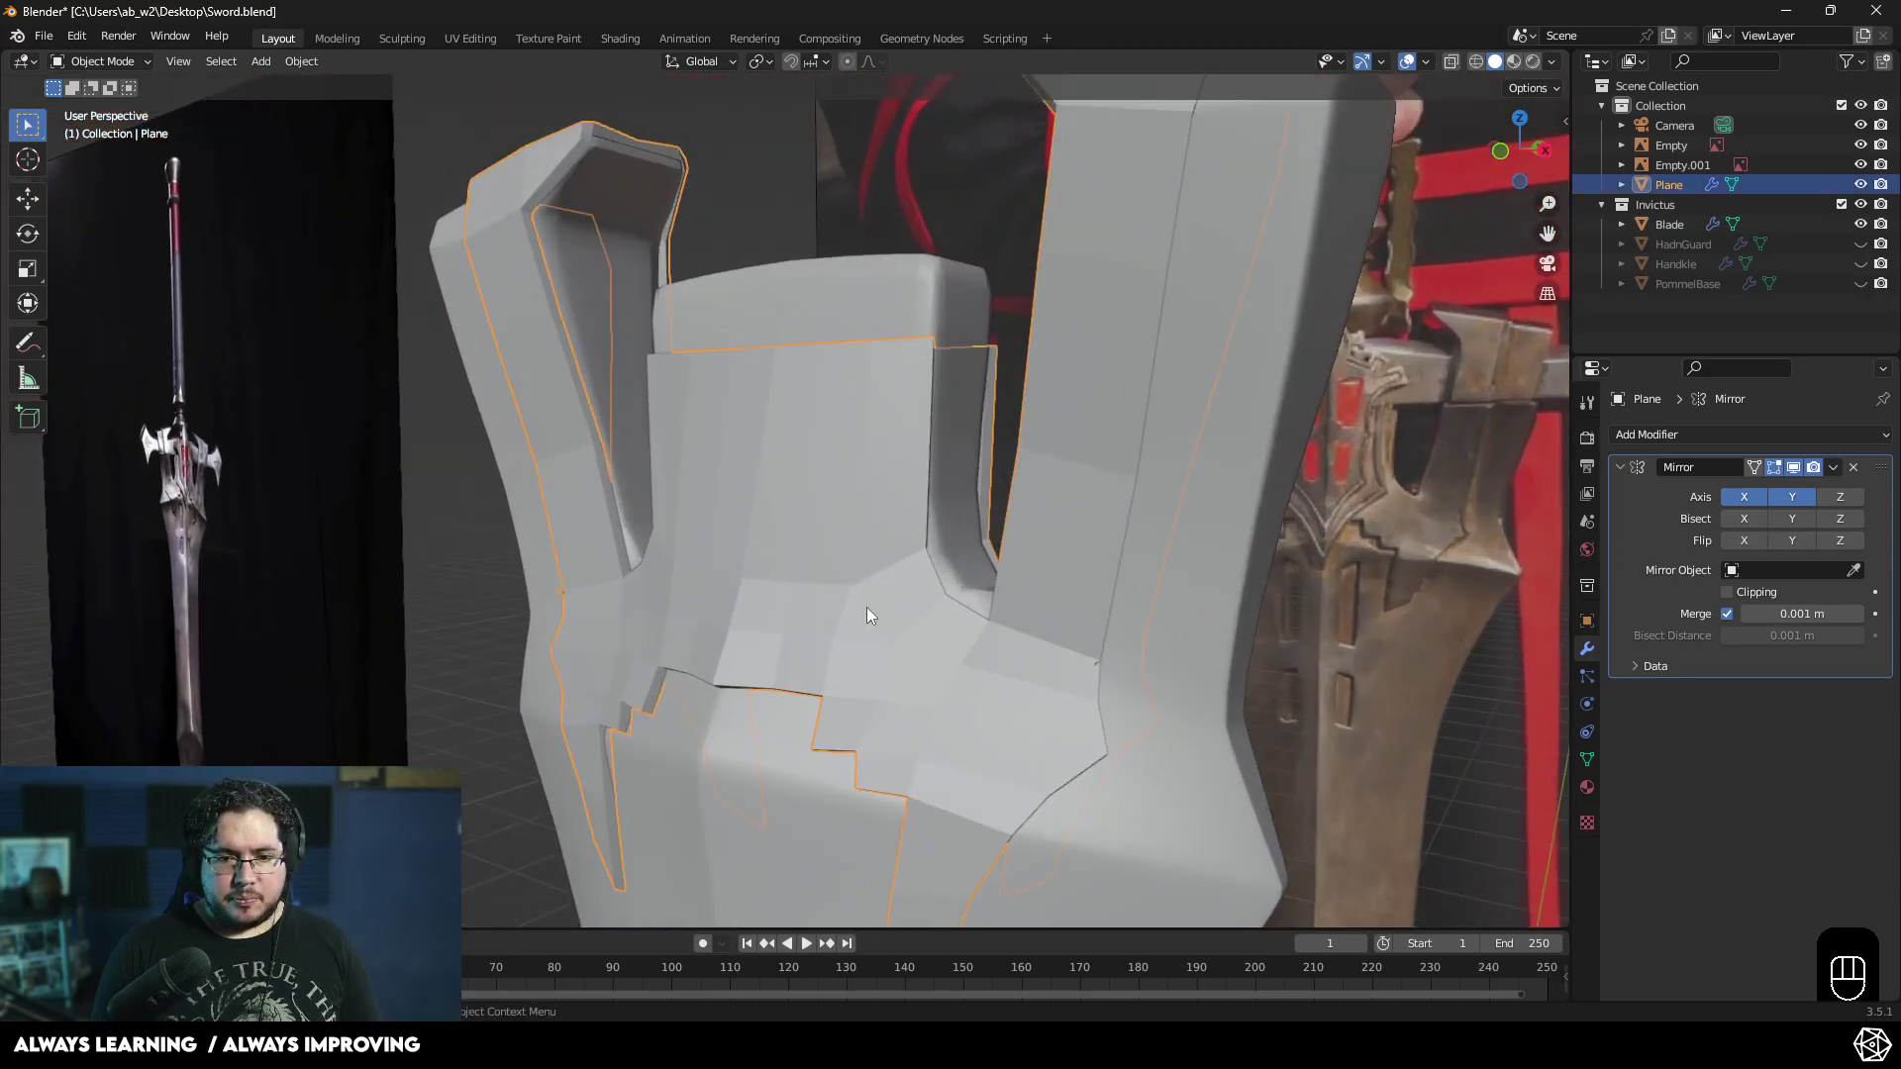
click(589, 664)
drag(752, 630, 828, 626)
drag(729, 635, 655, 616)
middle_click(773, 653)
key(KP_Divide)
drag(838, 663, 878, 668)
drag(908, 666, 920, 631)
key(Tab)
key(Tab)
middle_click(1254, 568)
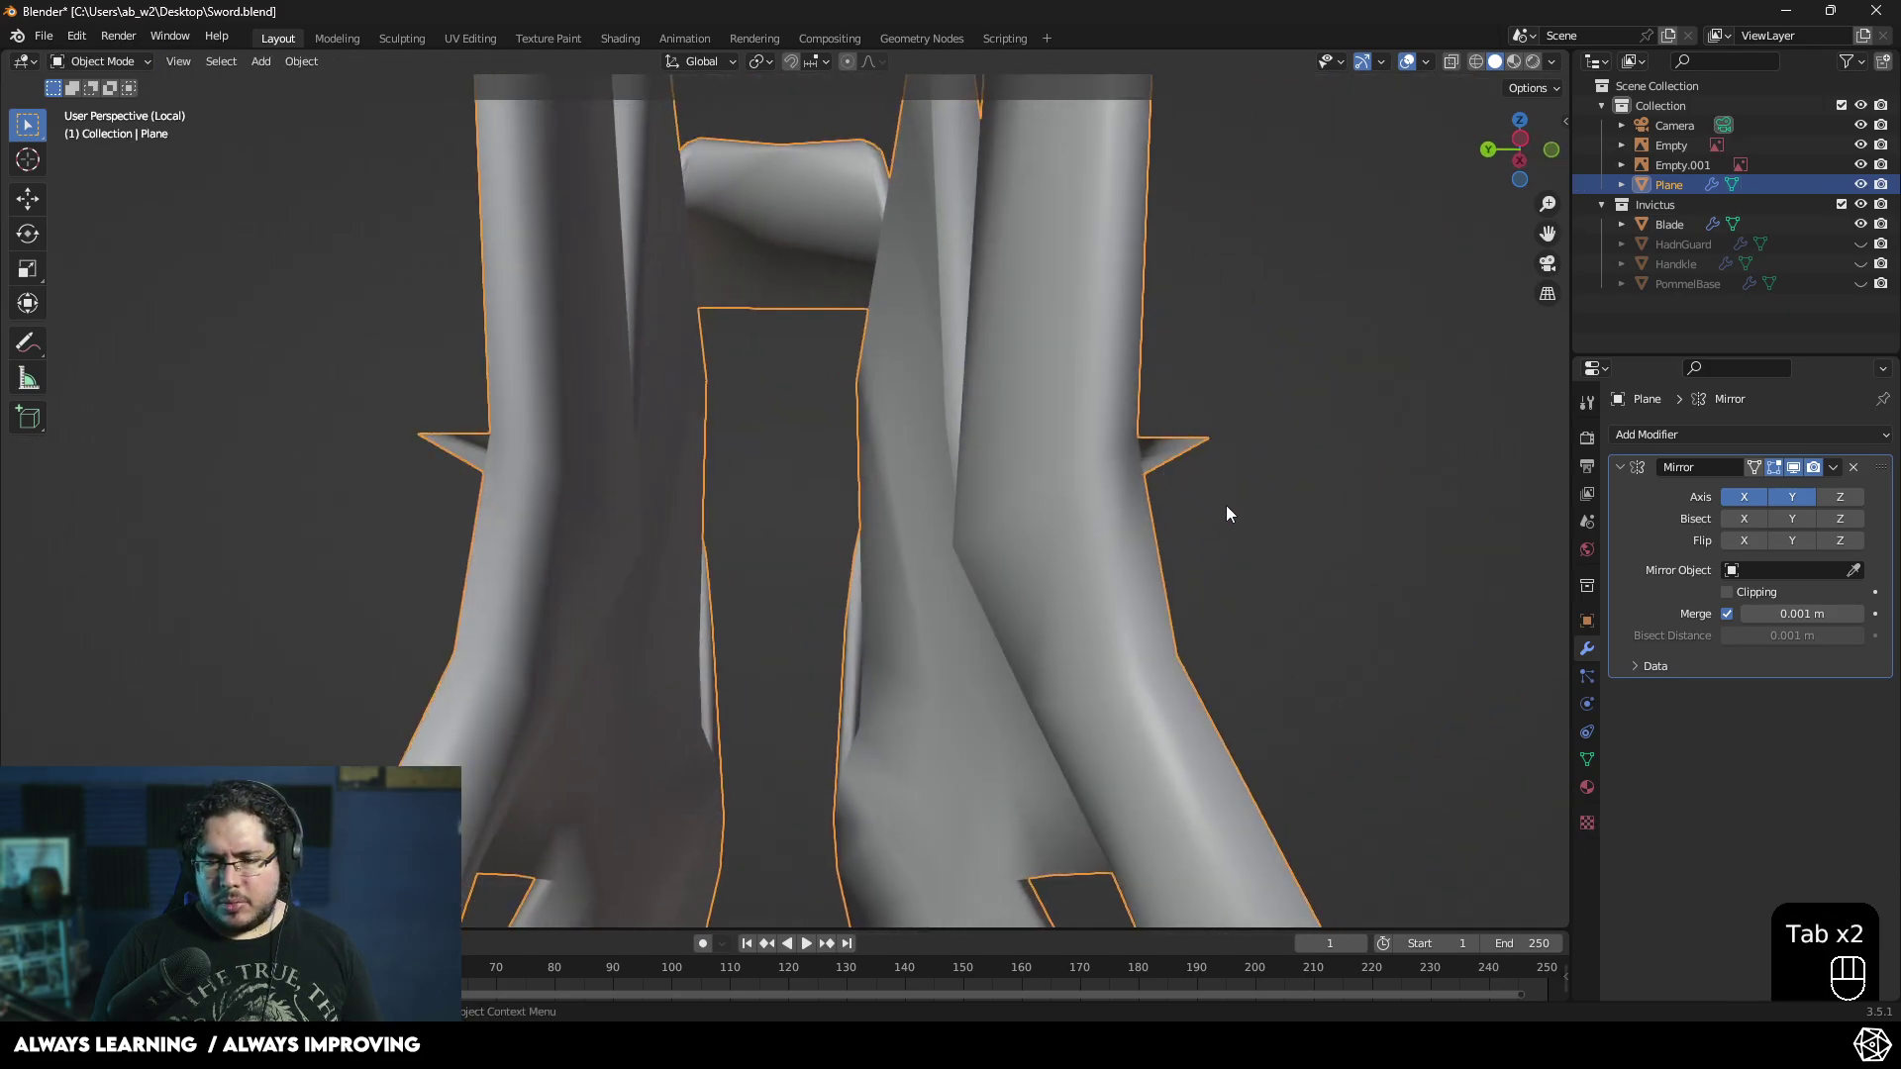
- Add one Loop Cut across the mirrored Plane mesh and zoom in on its wireframe edges
click(1804, 466)
drag(1196, 551, 910, 557)
drag(945, 533, 842, 527)
drag(890, 558, 626, 587)
middle_click(1005, 505)
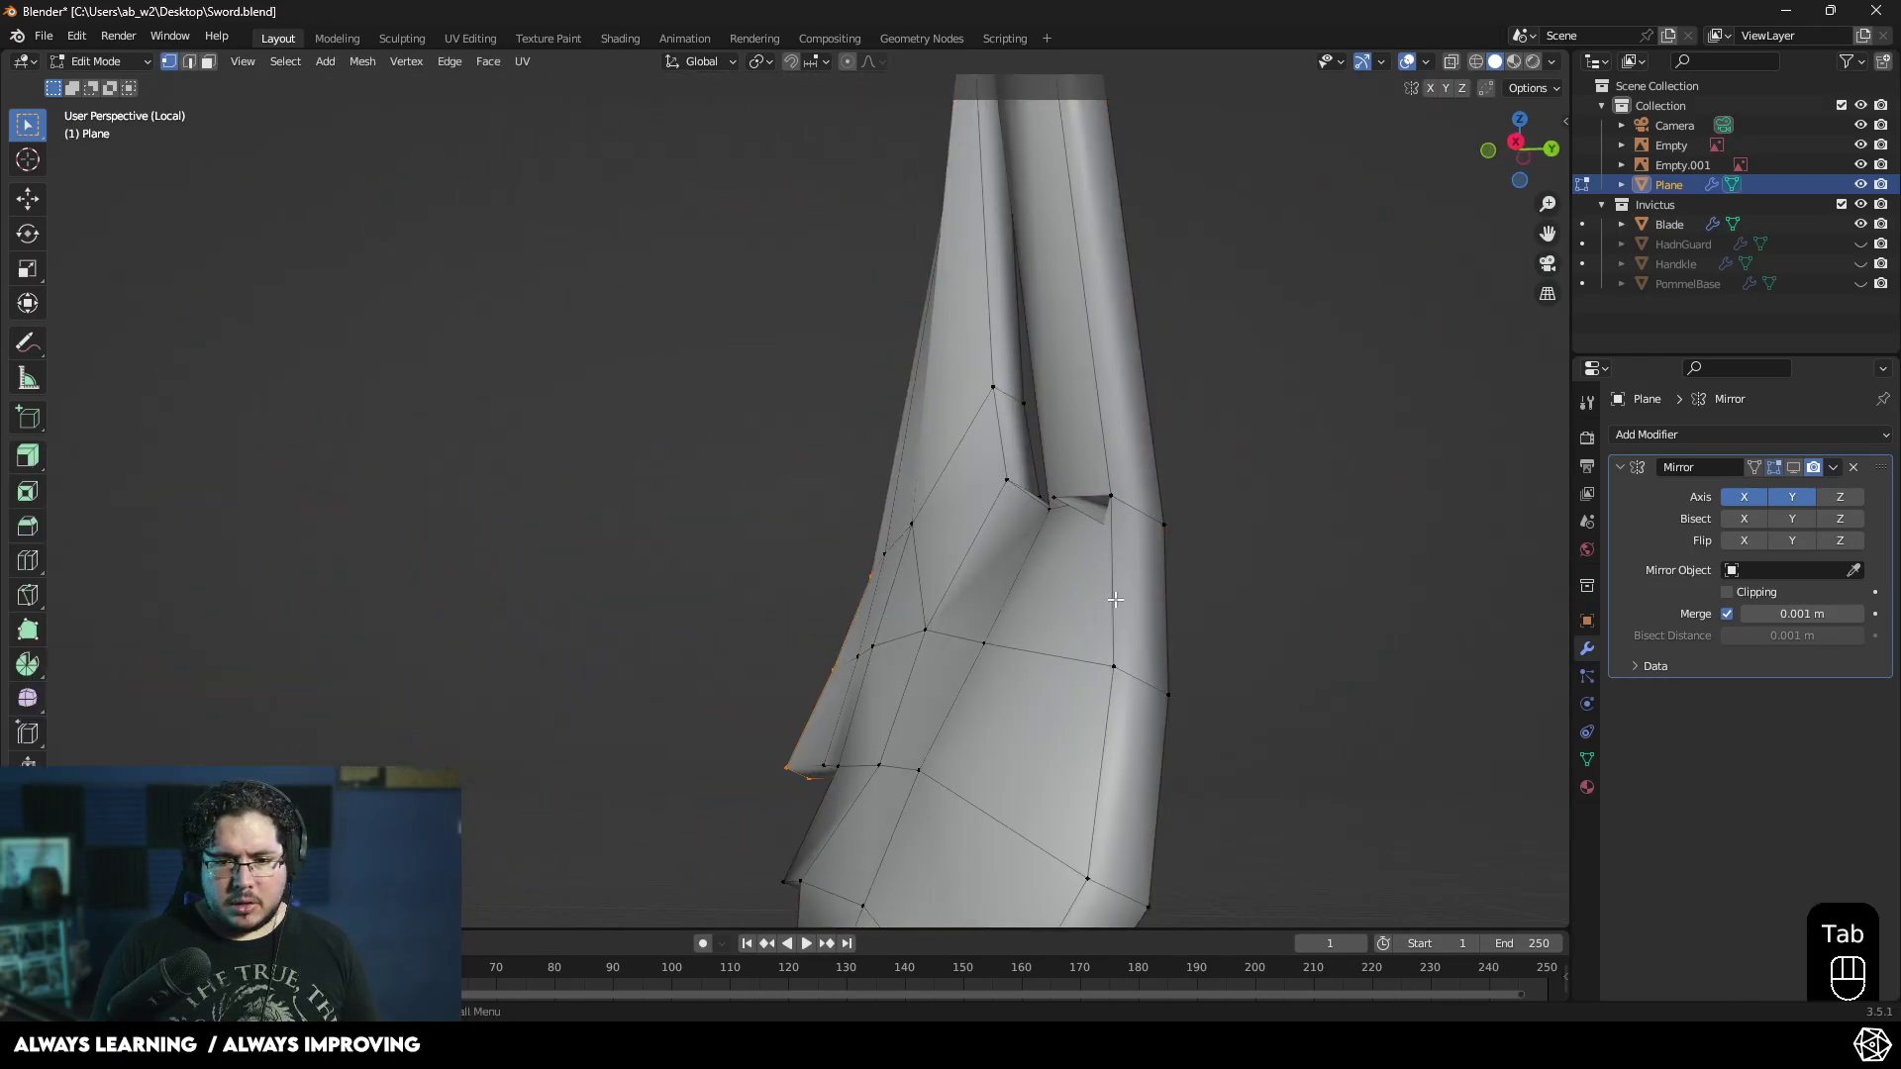
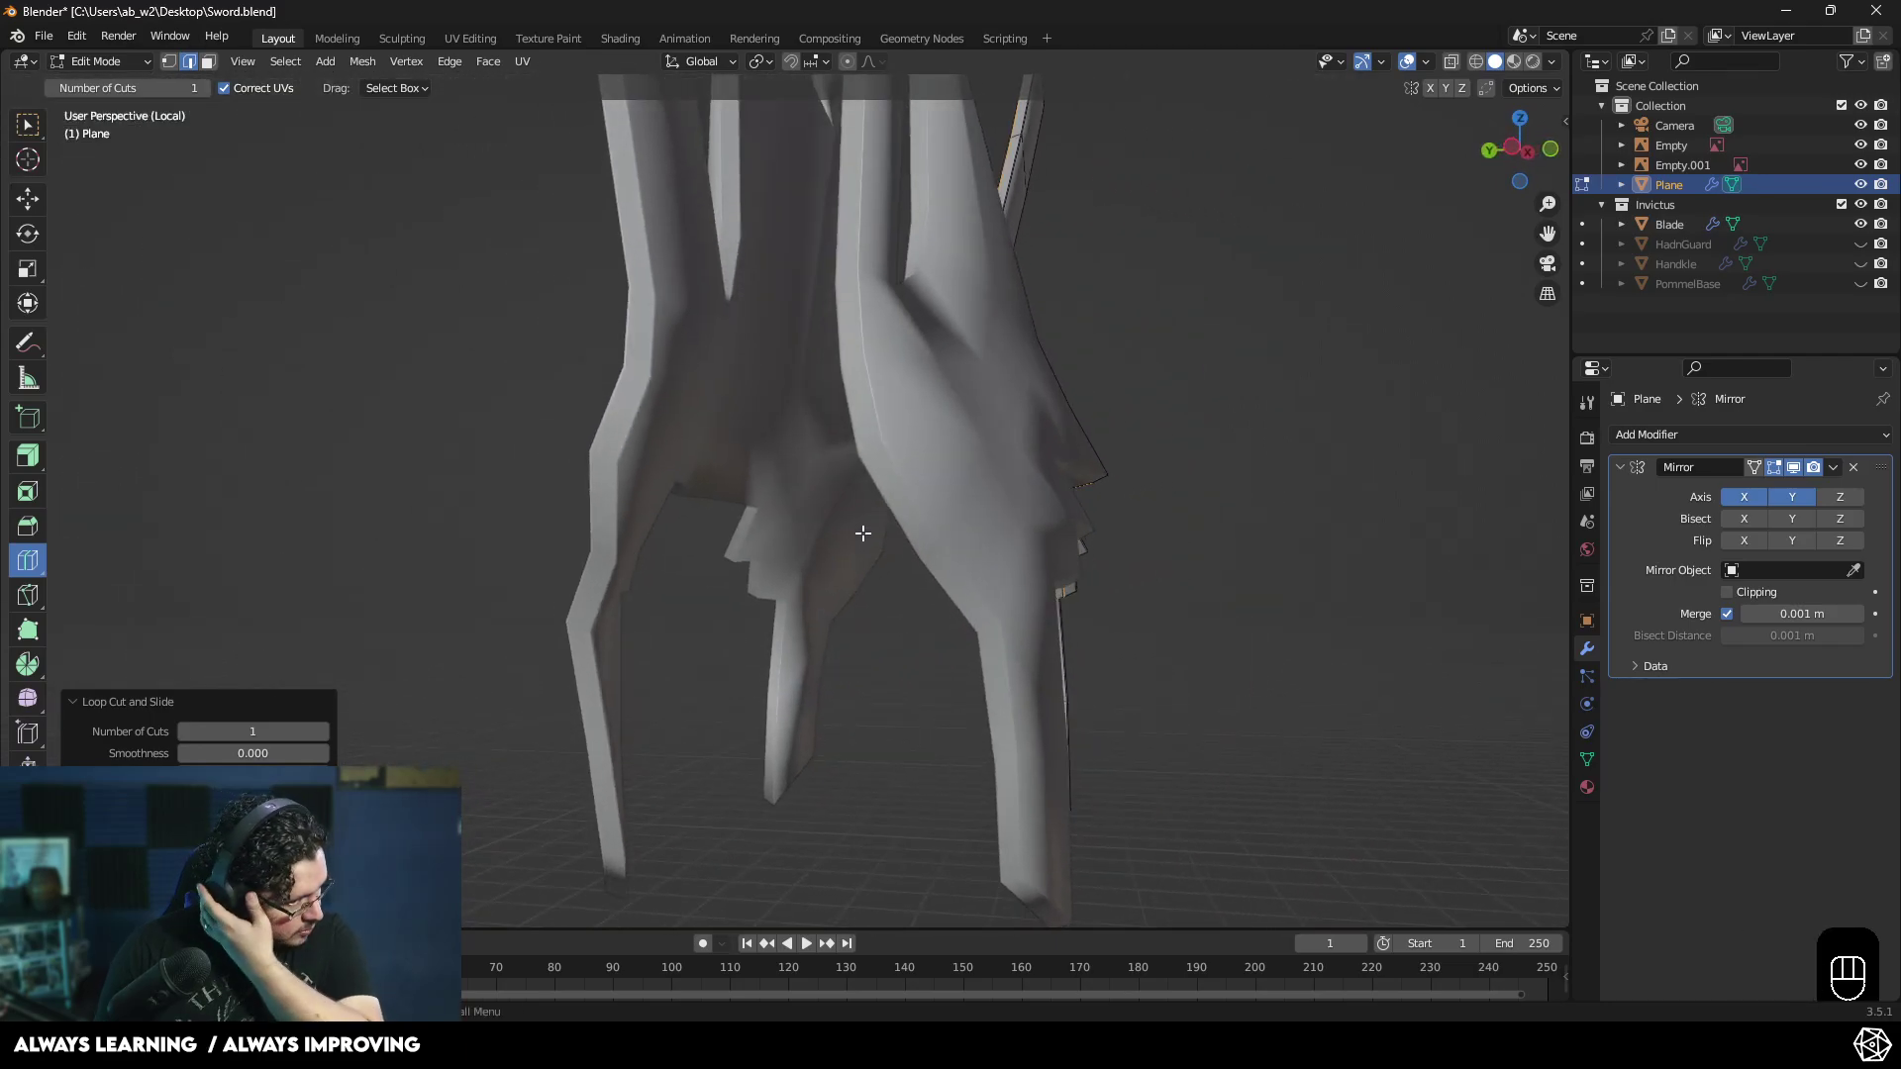
- Orbit and zoom around the mirrored, subdivided guard, closing in on the stepped cutout
key(Tab)
drag(1093, 565, 974, 580)
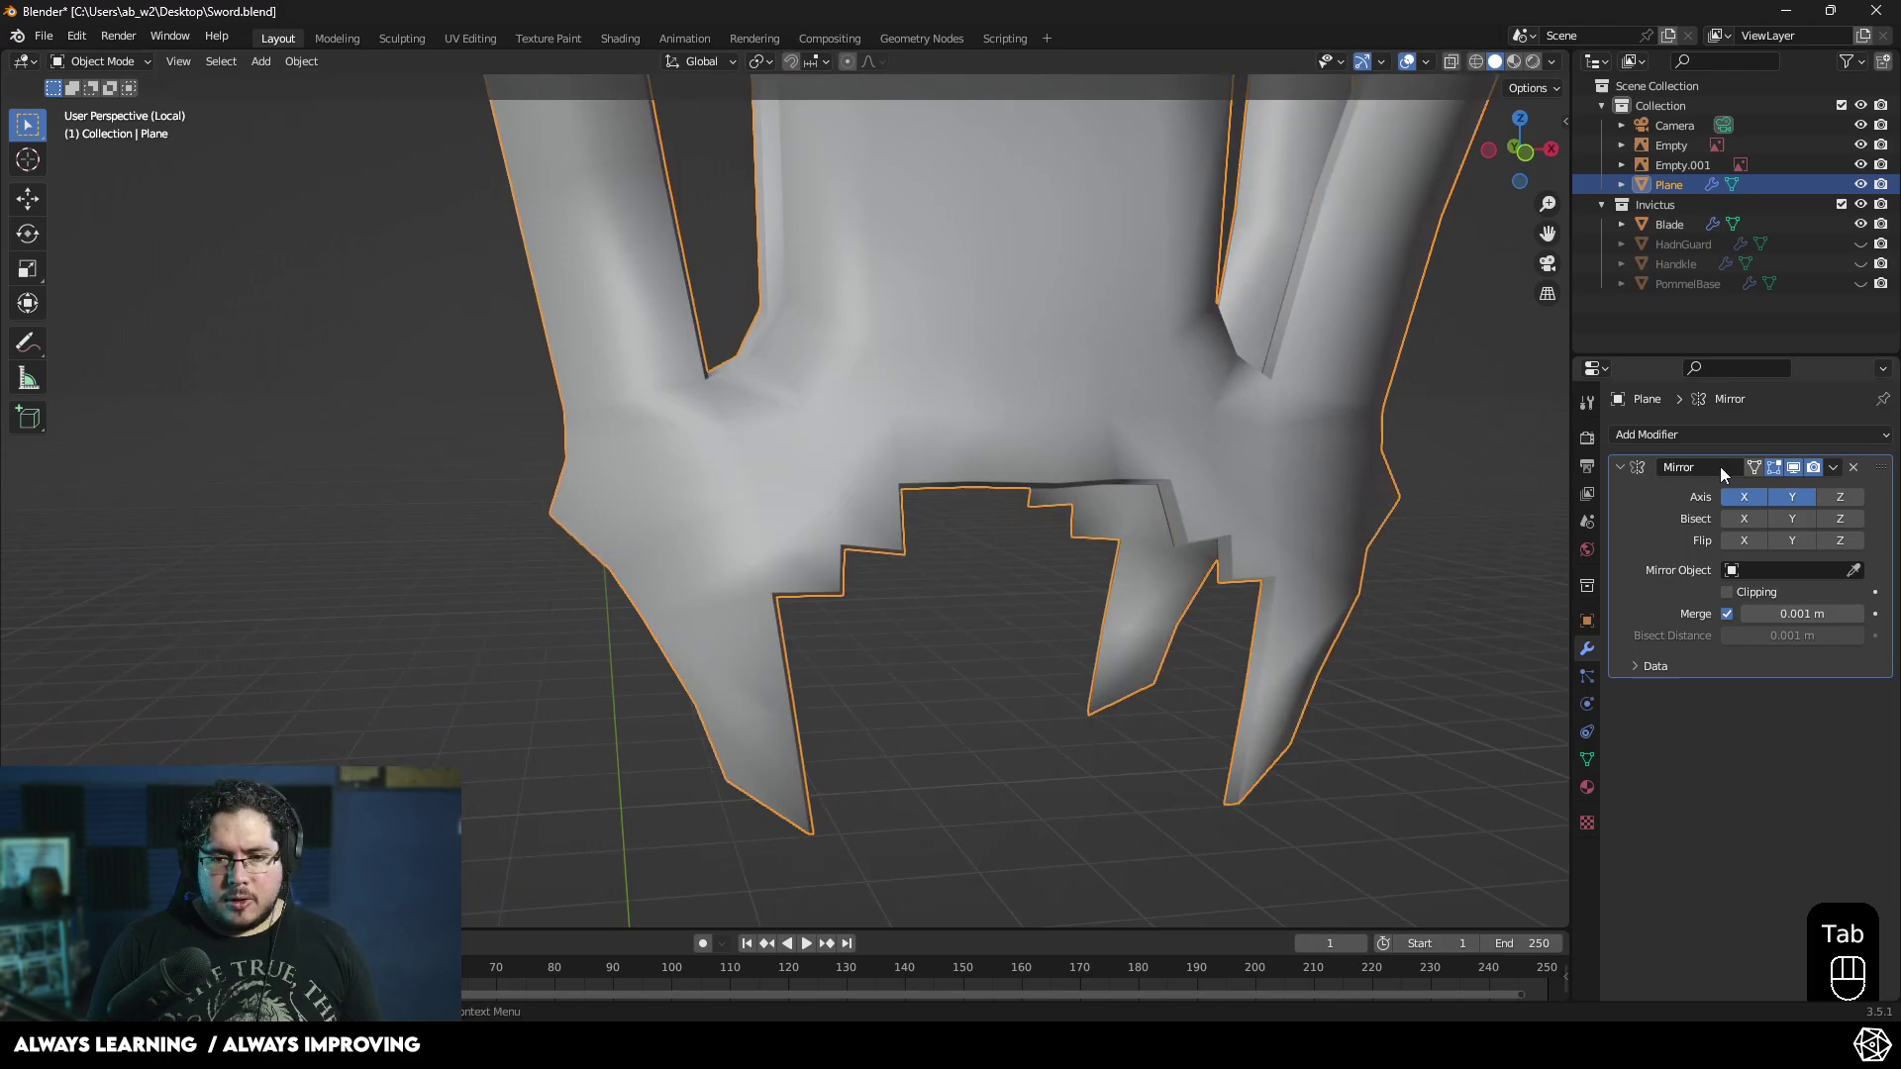
drag(1841, 471, 1743, 499)
middle_click(1301, 550)
drag(1200, 480, 1225, 442)
drag(1238, 487, 1280, 528)
drag(1658, 445, 1545, 788)
drag(1336, 545, 1247, 531)
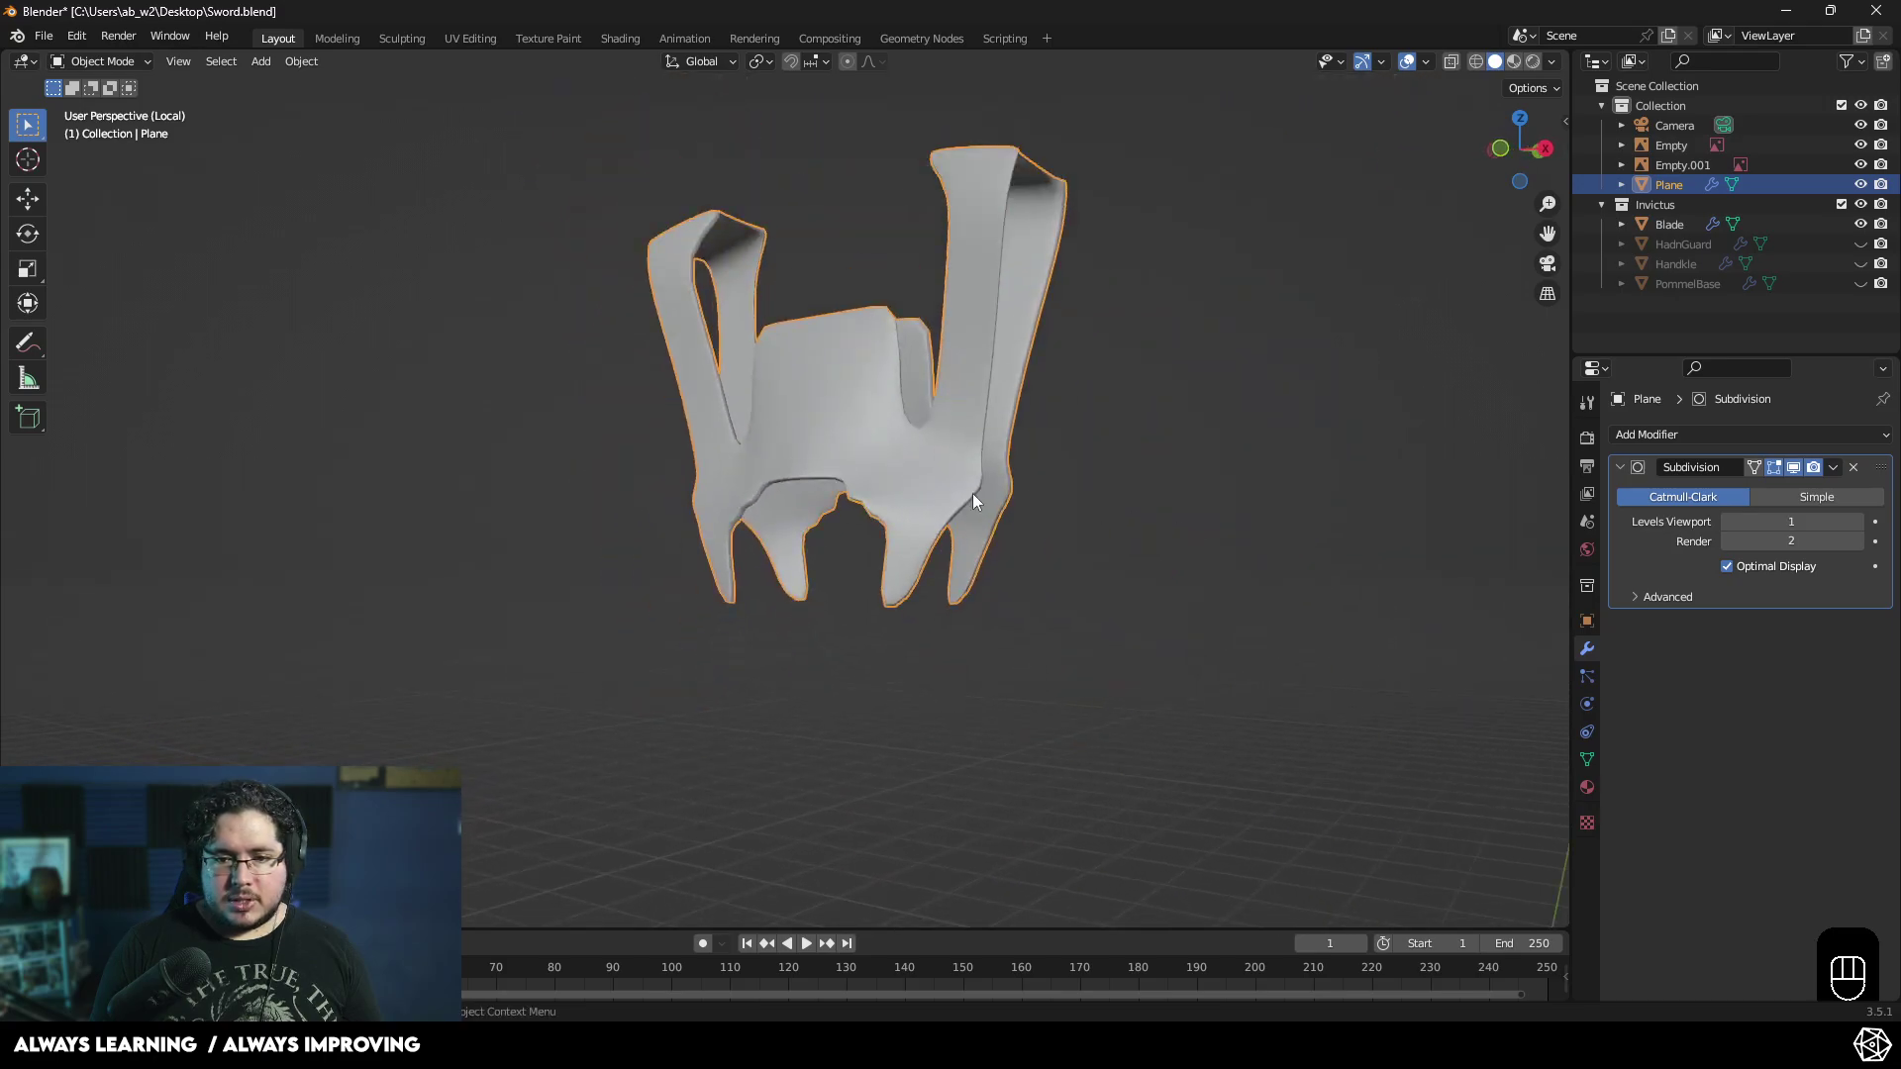
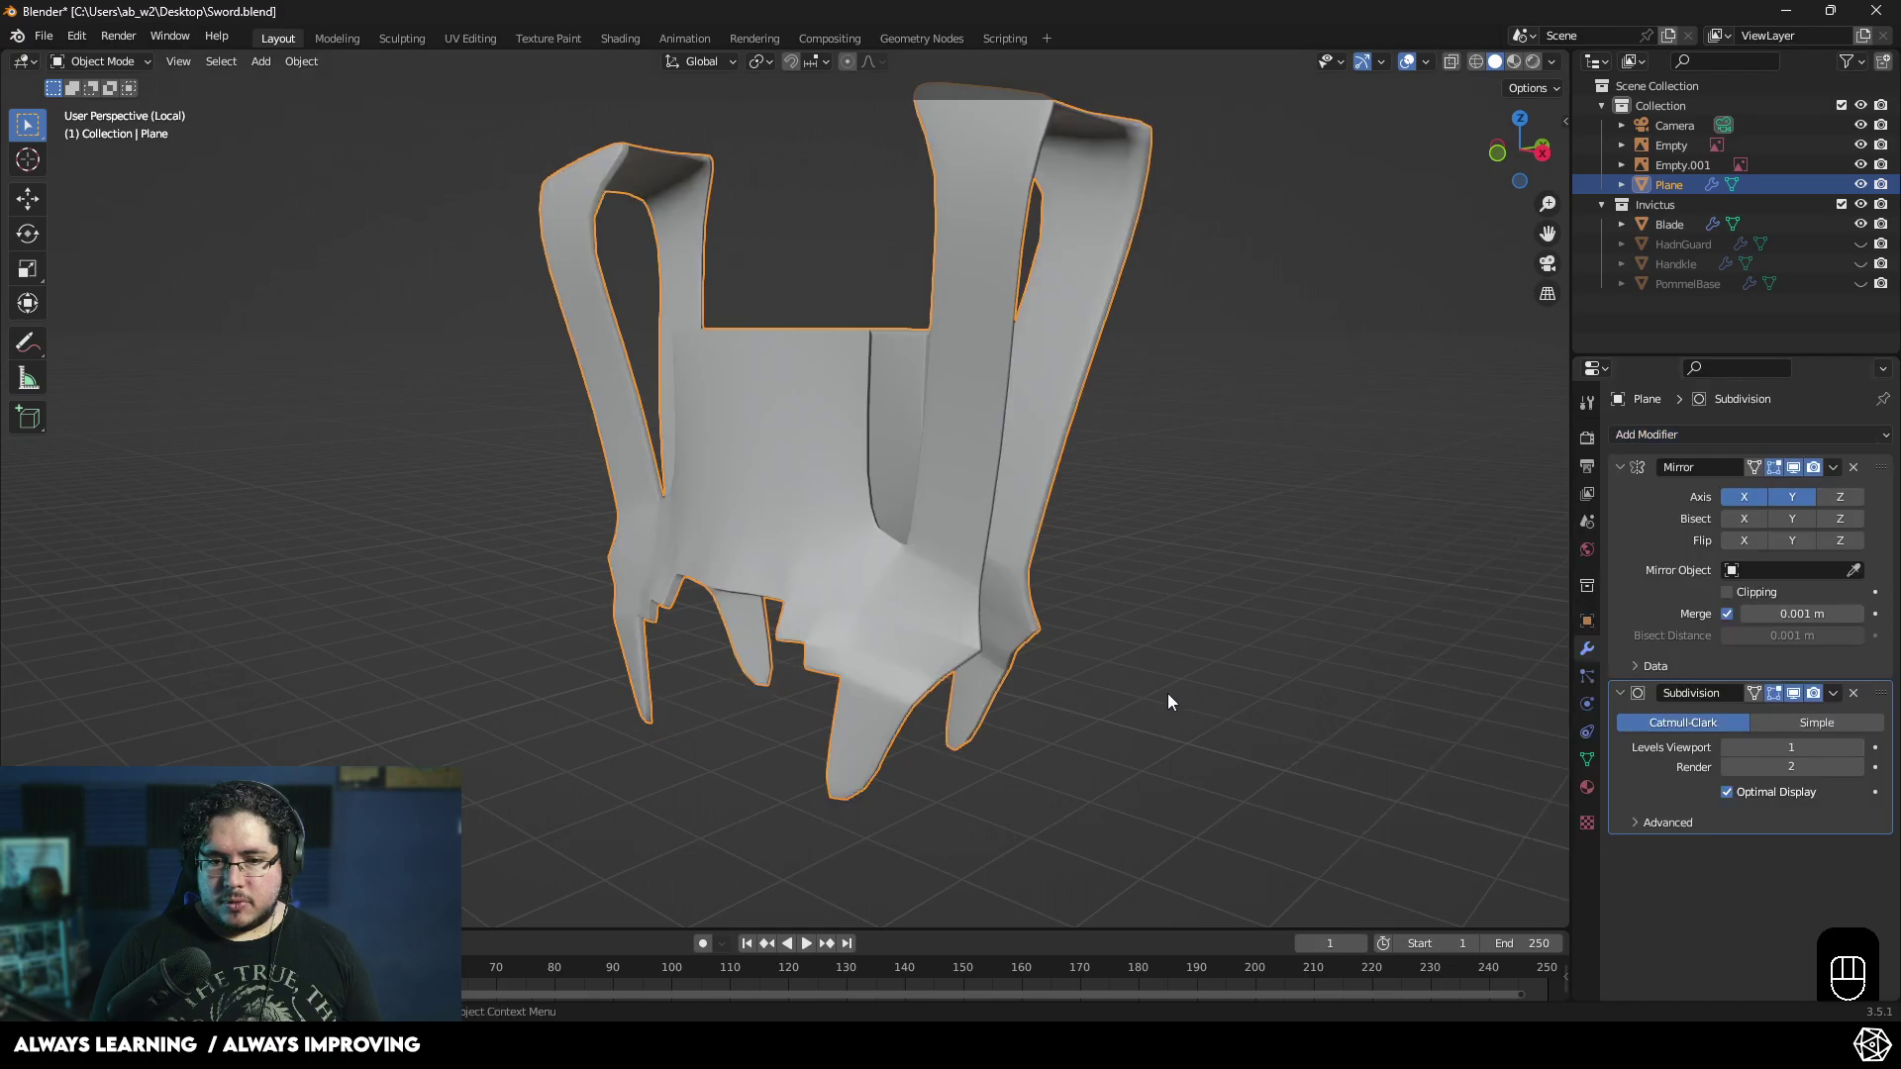
drag(1218, 704, 1286, 678)
drag(1138, 700, 1112, 659)
drag(1148, 632, 1059, 604)
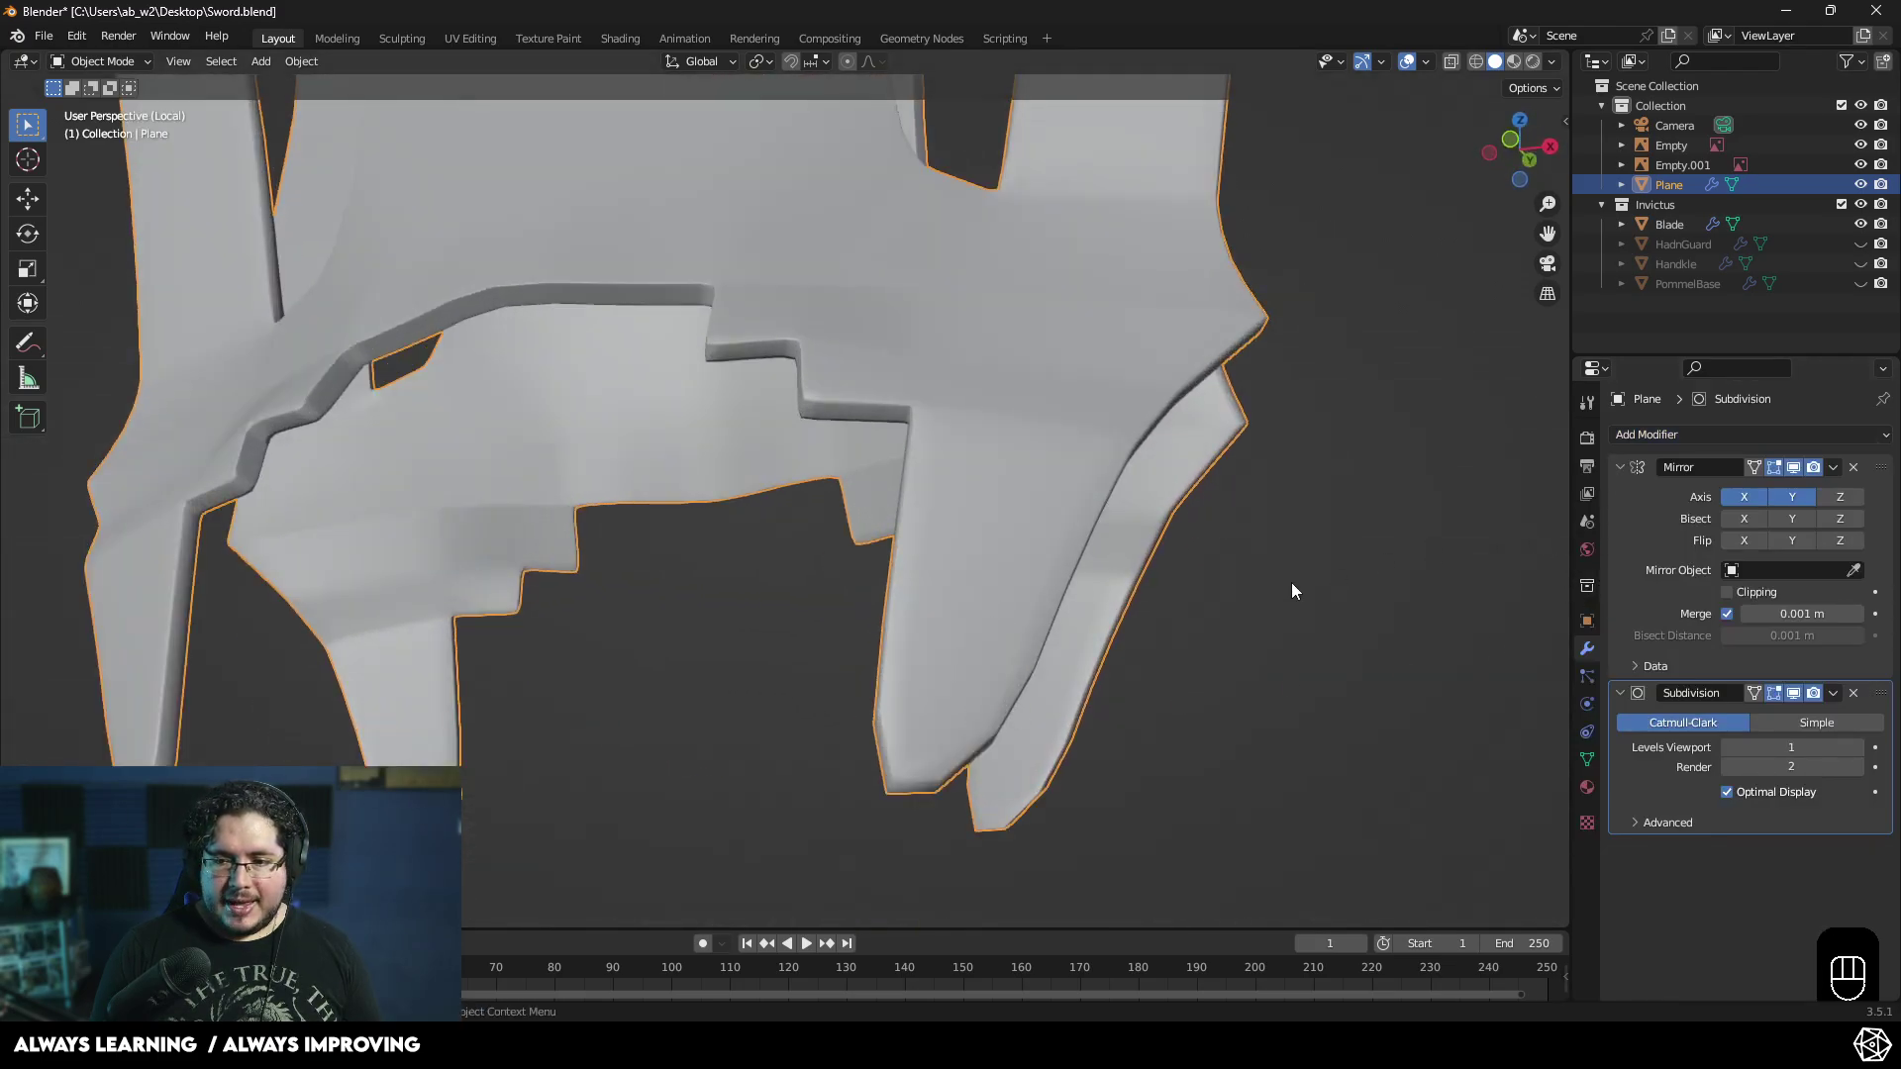
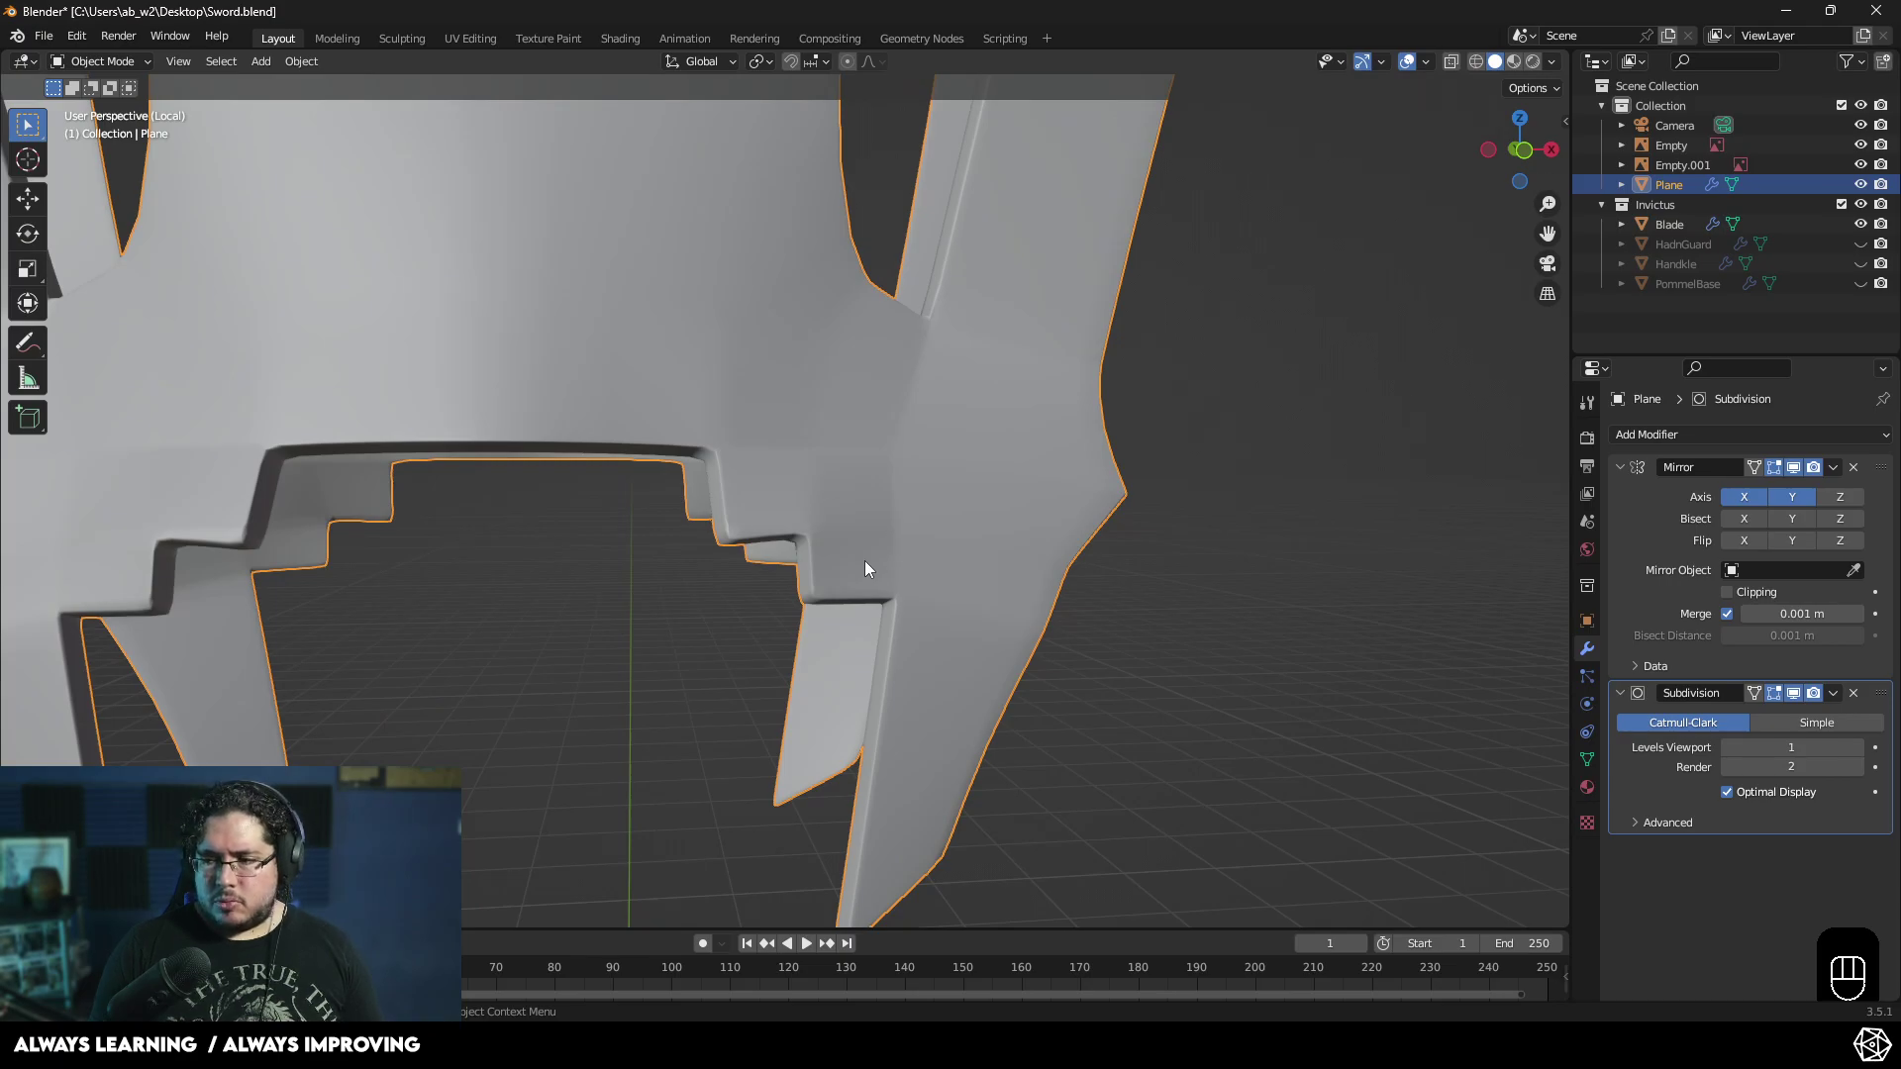
- Unhide the Invictus sword pieces in the Outliner and leave Local View
key(Tab)
key(Tab)
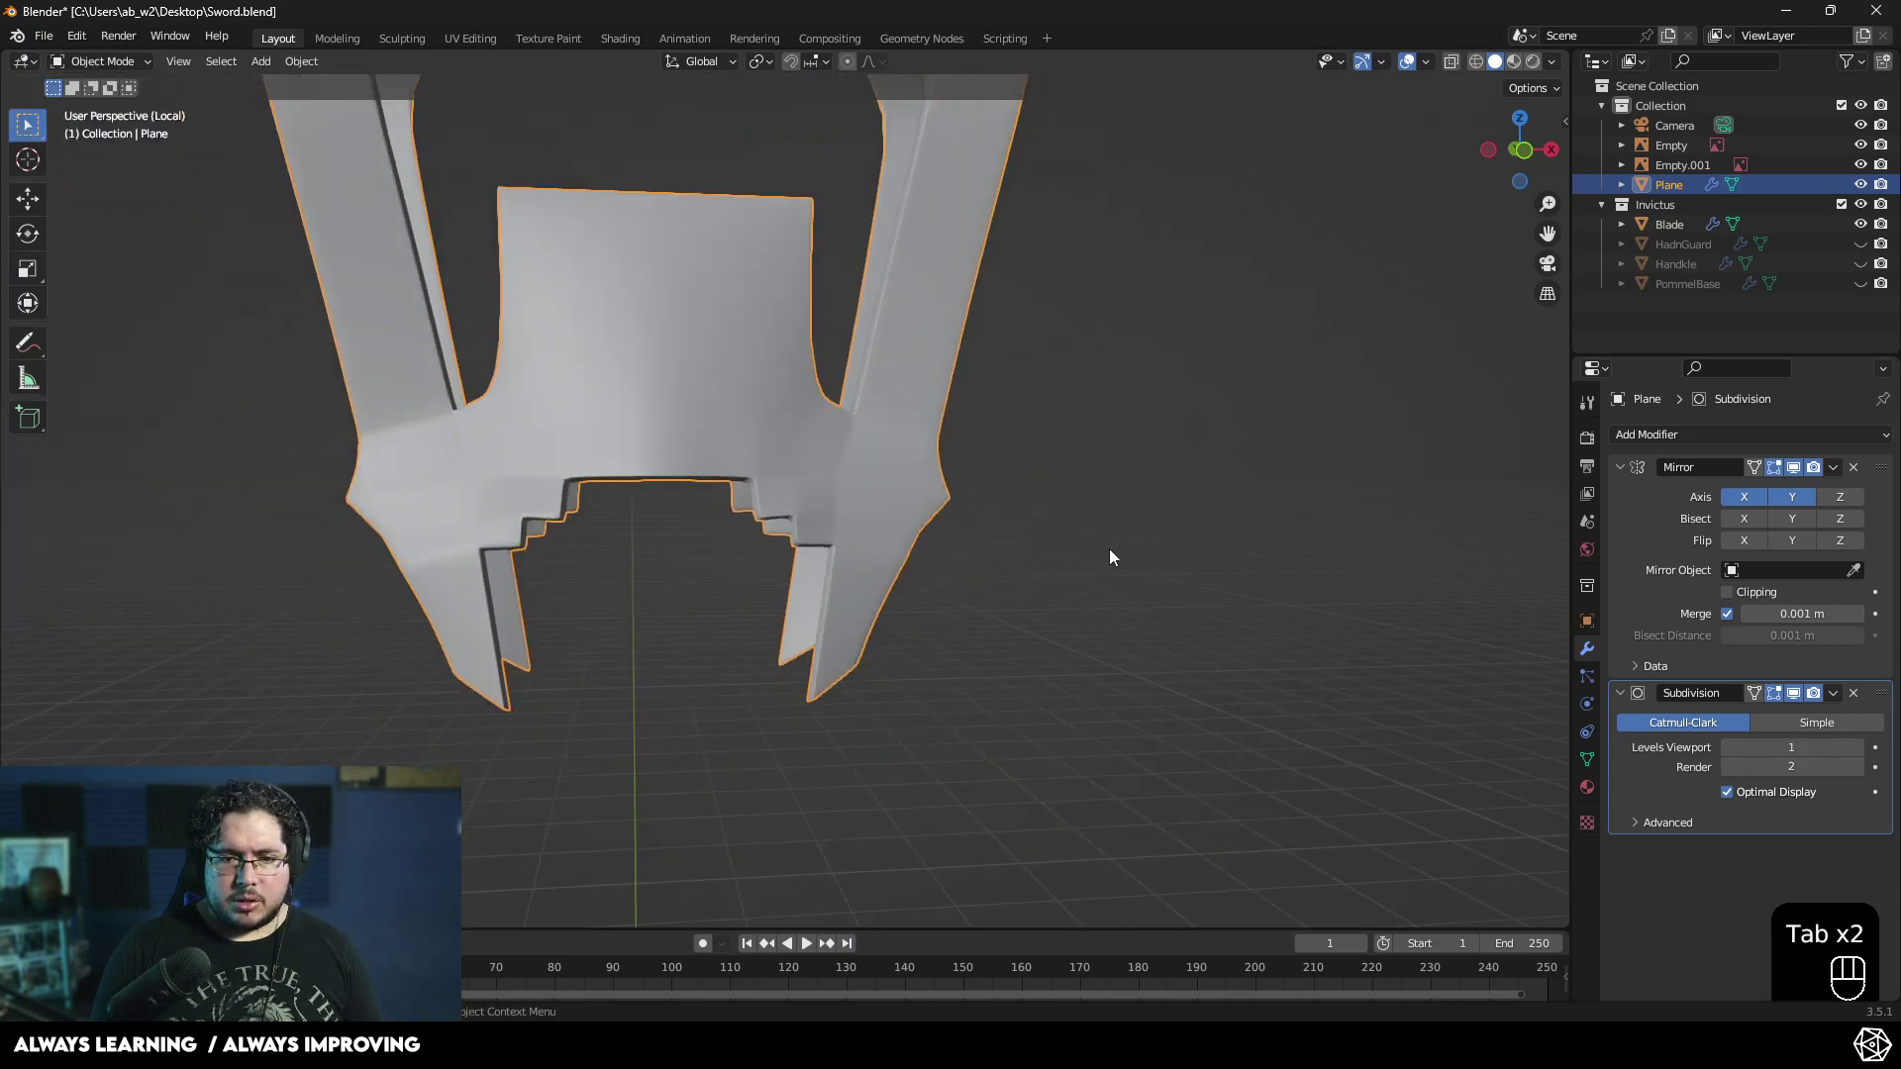
click(1867, 247)
click(1864, 263)
click(1864, 293)
key(KP_Divide)
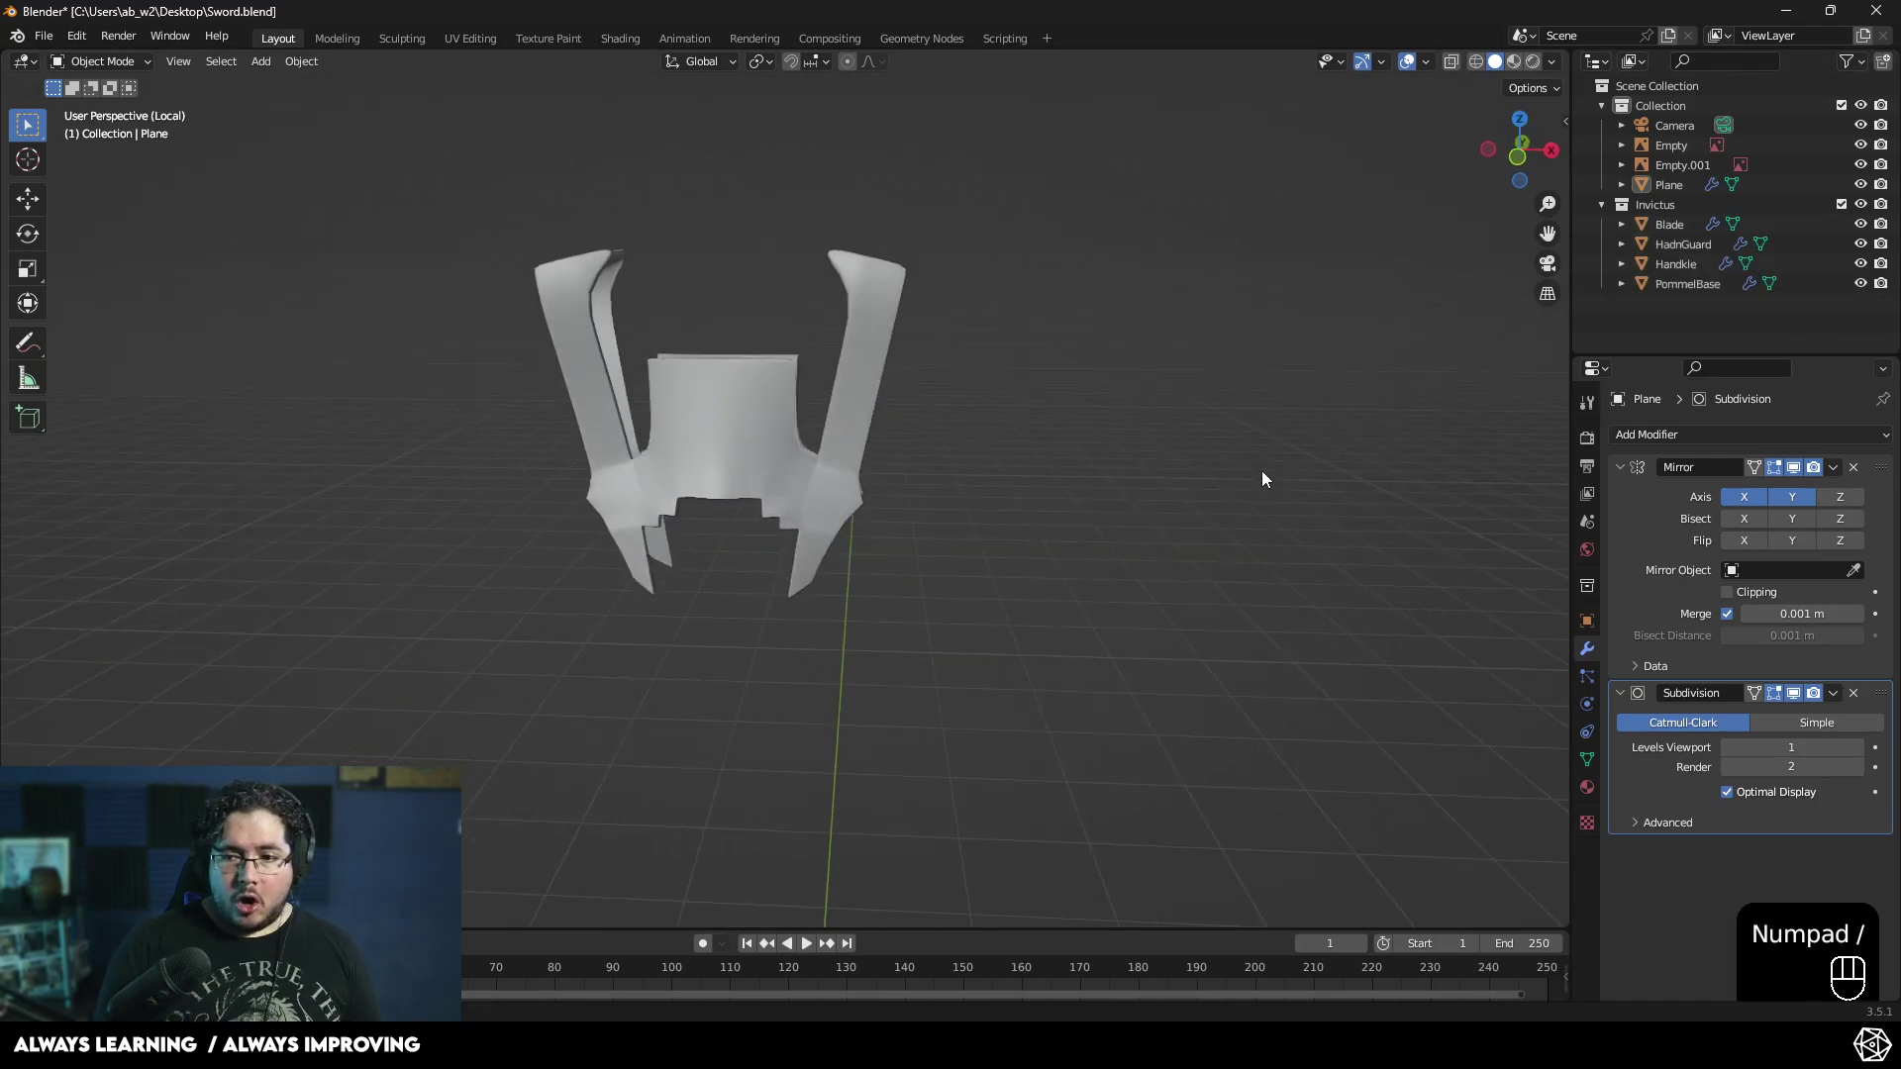
- Isolate the guard plane again and place a new edge loop across its side strip
key(KP_Divide)
drag(872, 600, 807, 594)
middle_click(861, 640)
drag(881, 597, 691, 523)
middle_click(721, 558)
drag(723, 606, 799, 569)
click(873, 529)
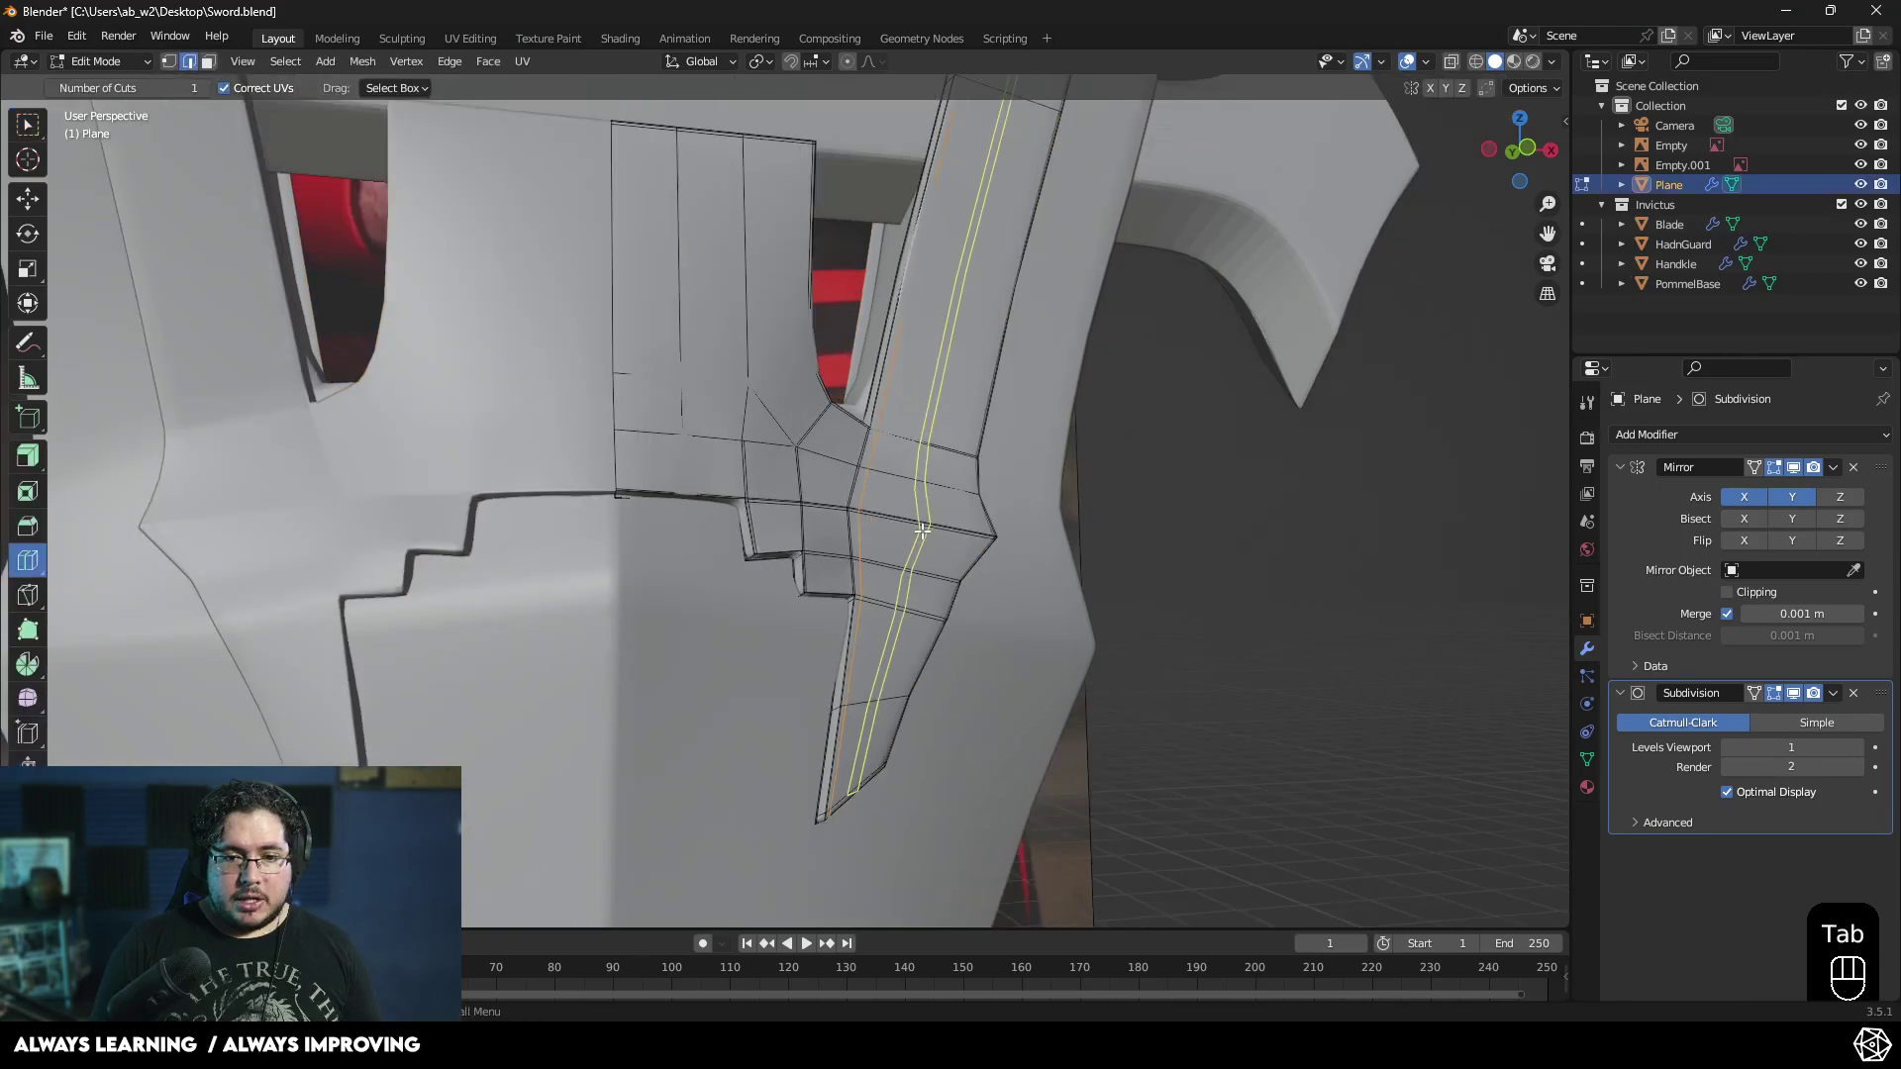
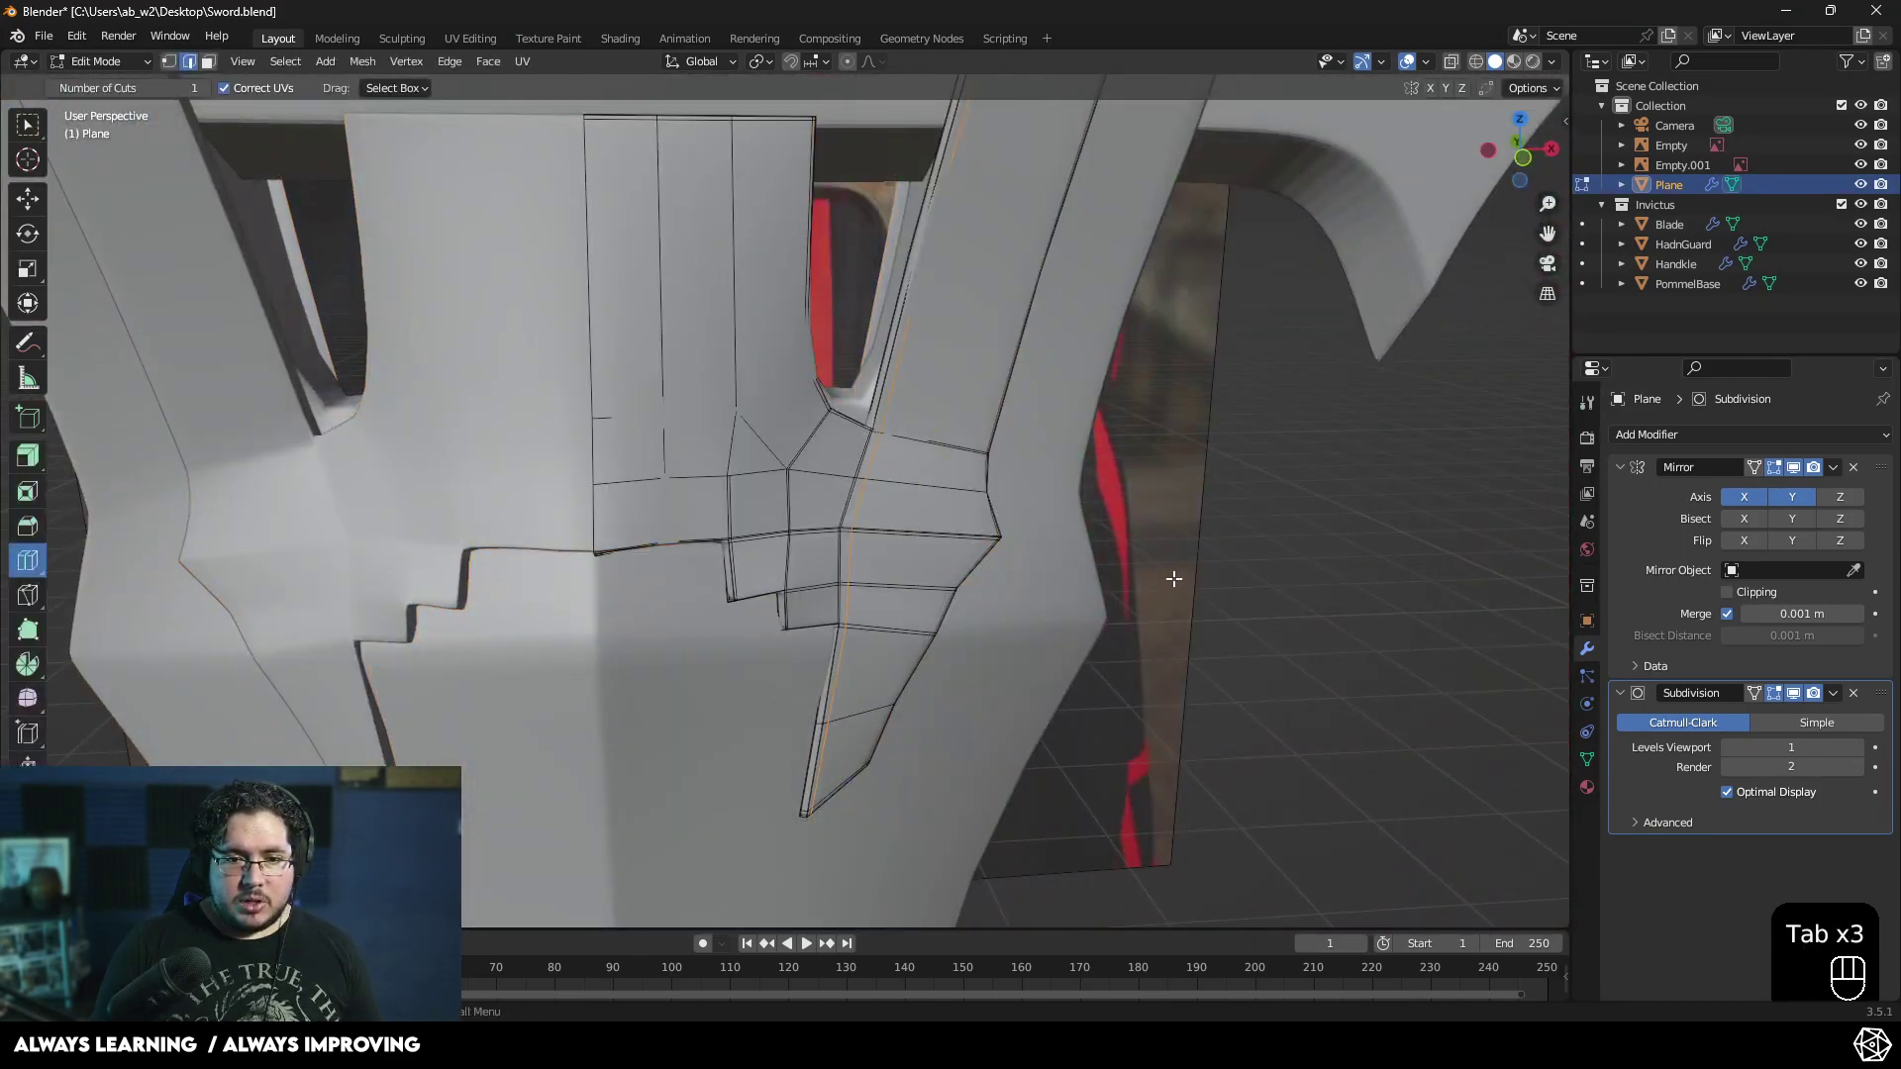
- Orbit around the guard to check the new loop and face it from the front
drag(1227, 552, 1197, 494)
drag(966, 546, 1093, 586)
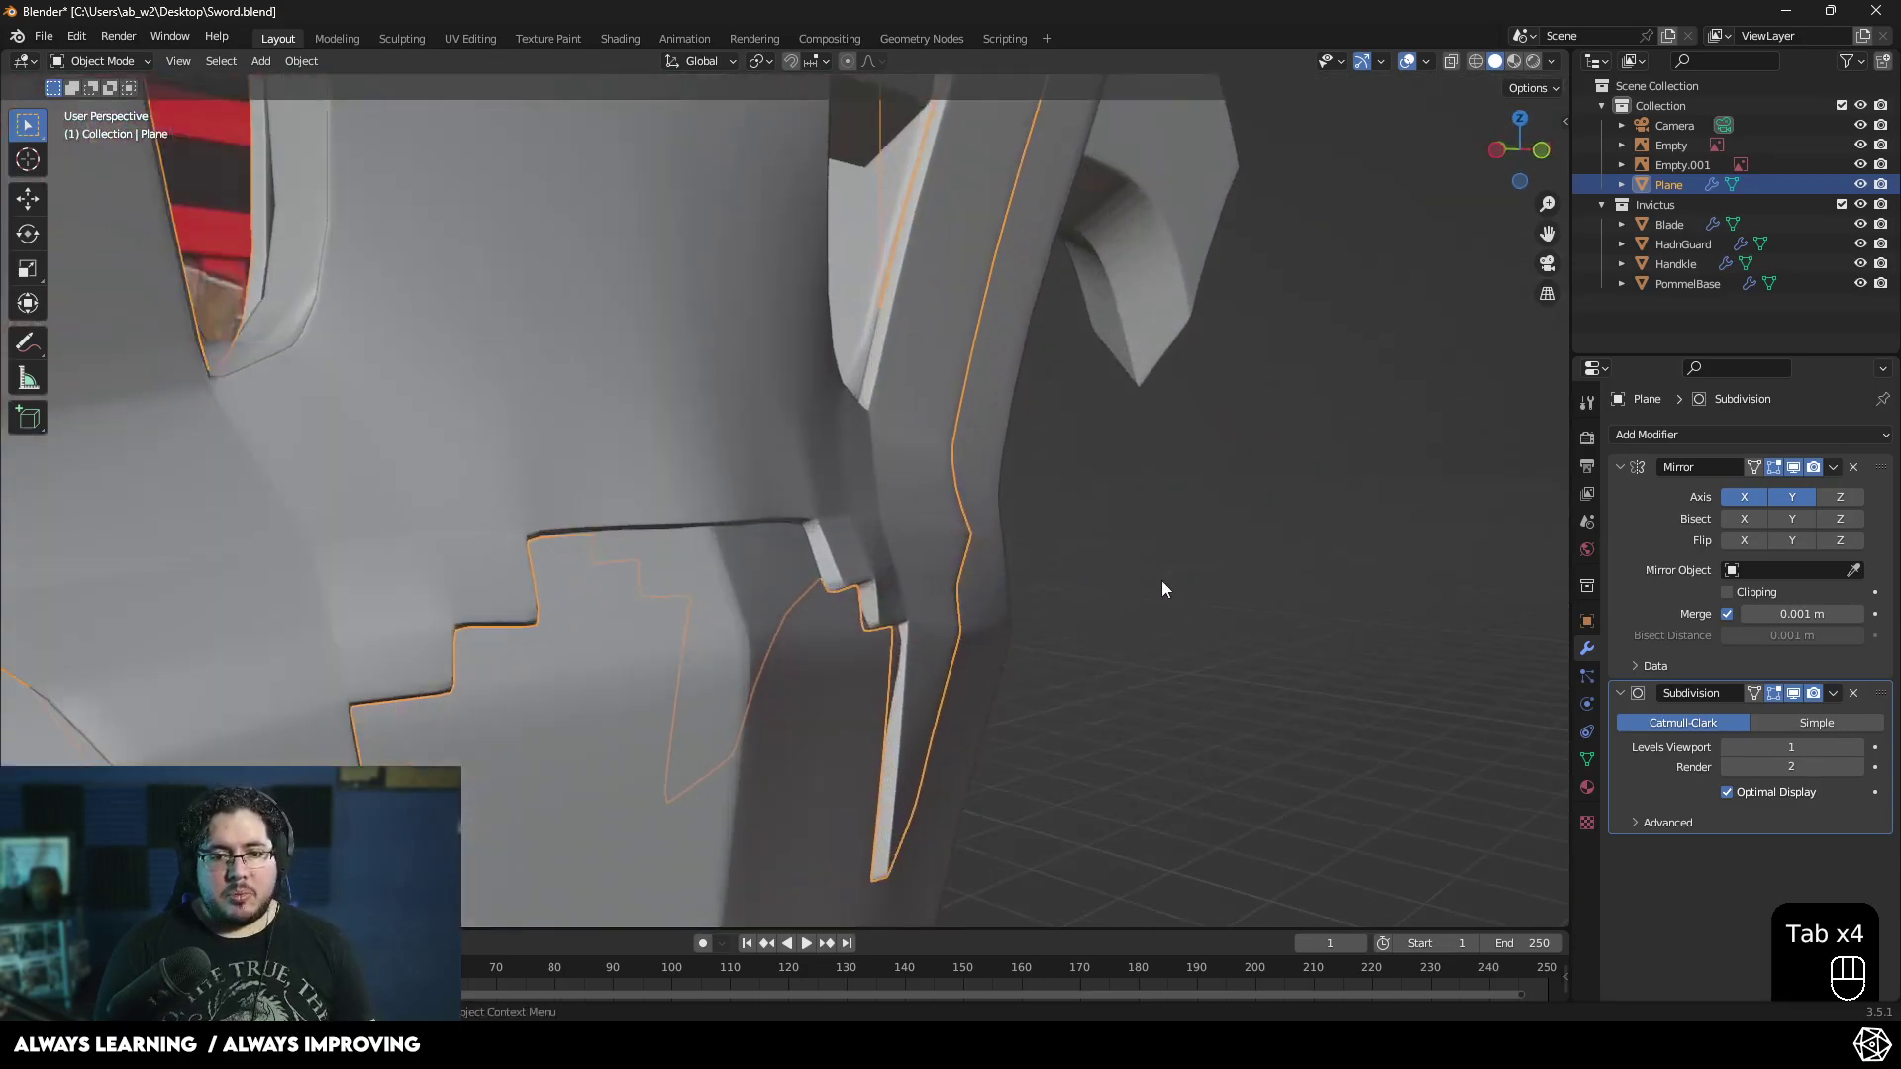
middle_click(814, 522)
drag(835, 582, 907, 527)
drag(886, 552, 851, 493)
middle_click(978, 571)
drag(952, 574, 915, 546)
drag(919, 529, 965, 517)
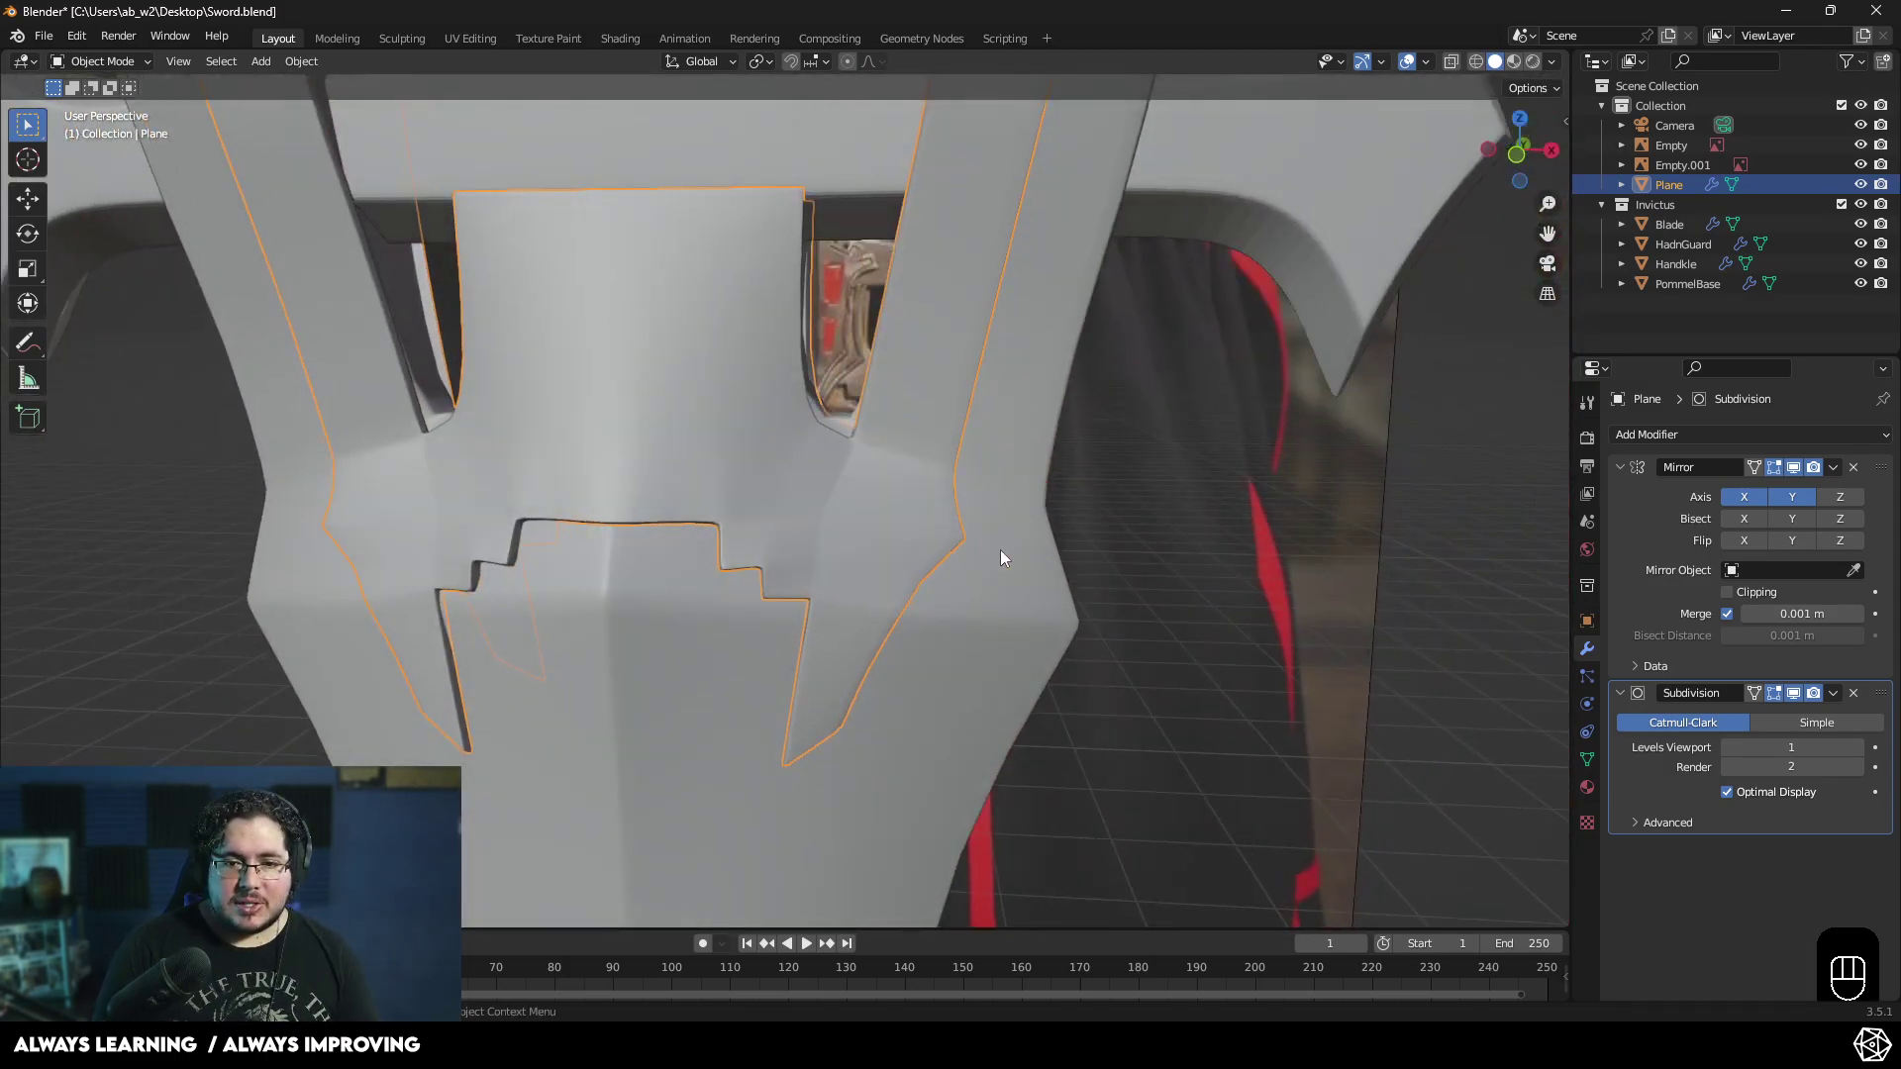
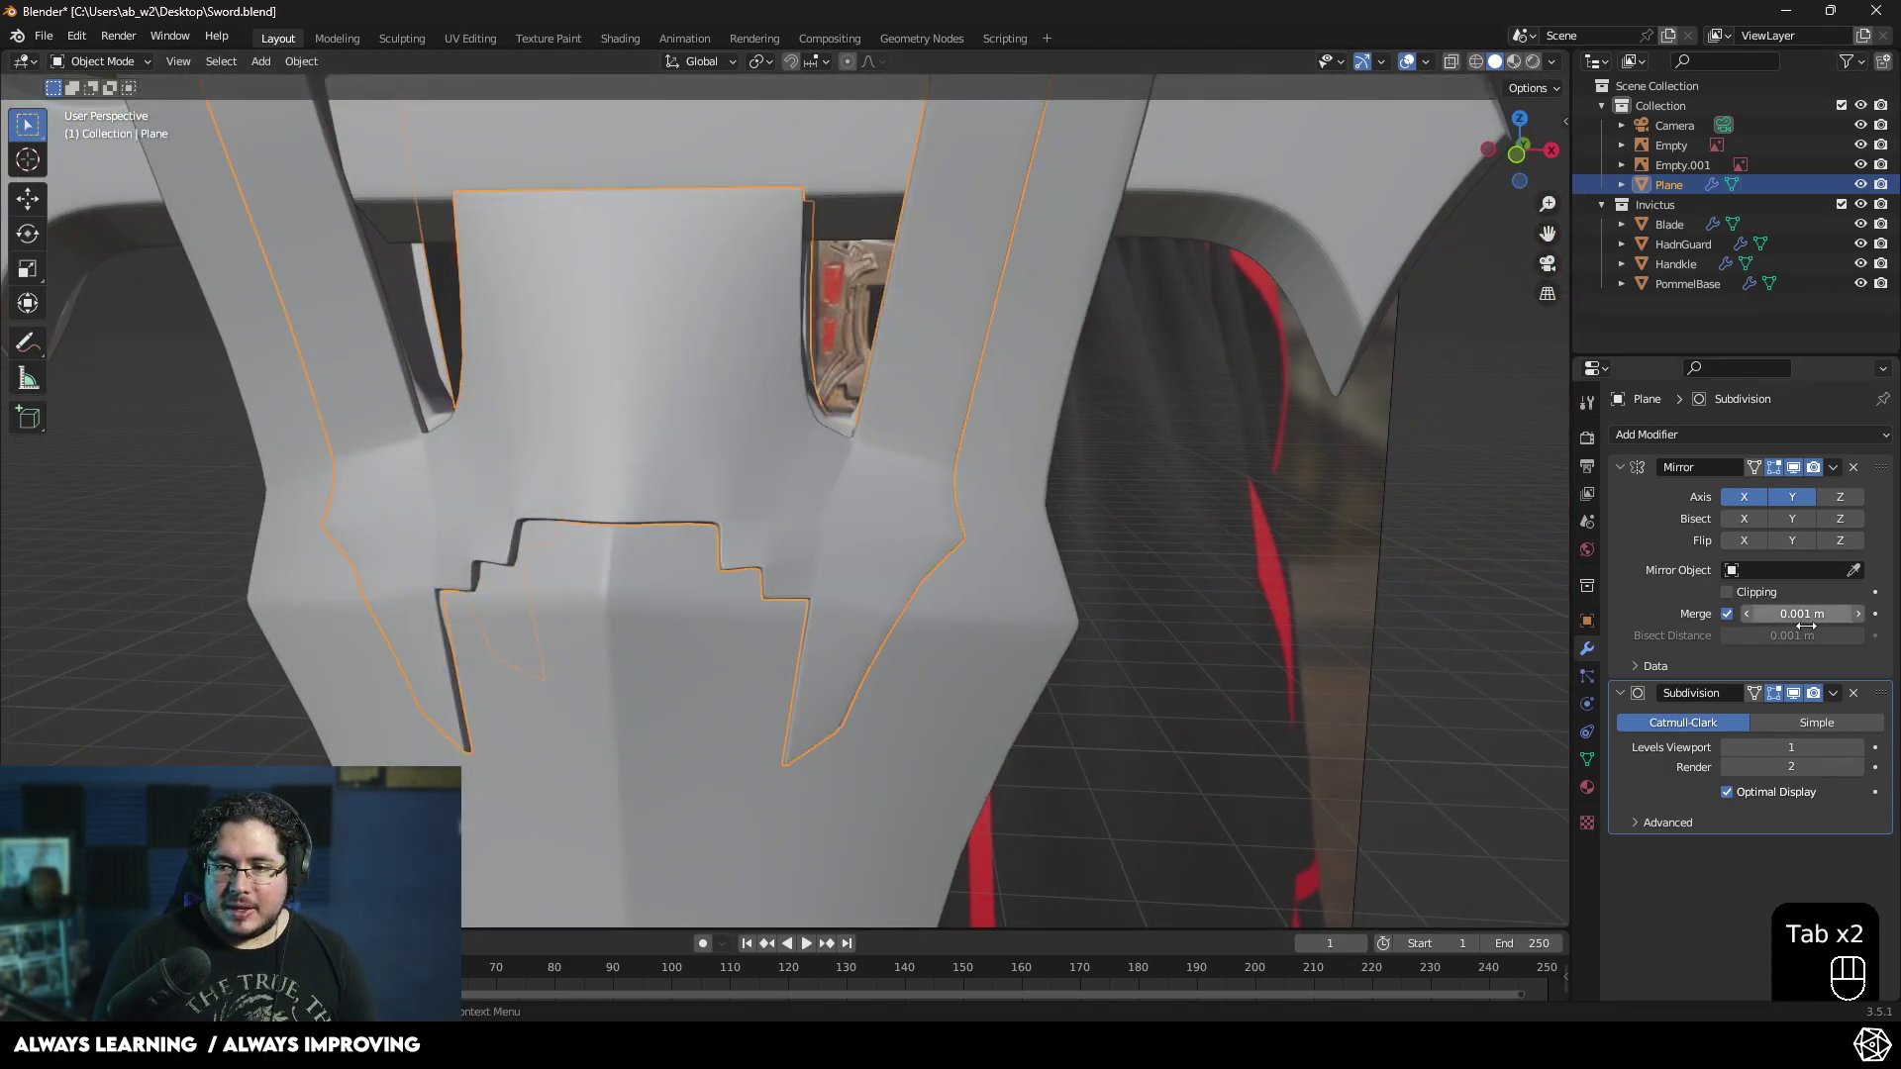
- Apply the Mirror and Subdivision modifiers and enter the Sculpting workspace on the guard
drag(1846, 474, 1818, 492)
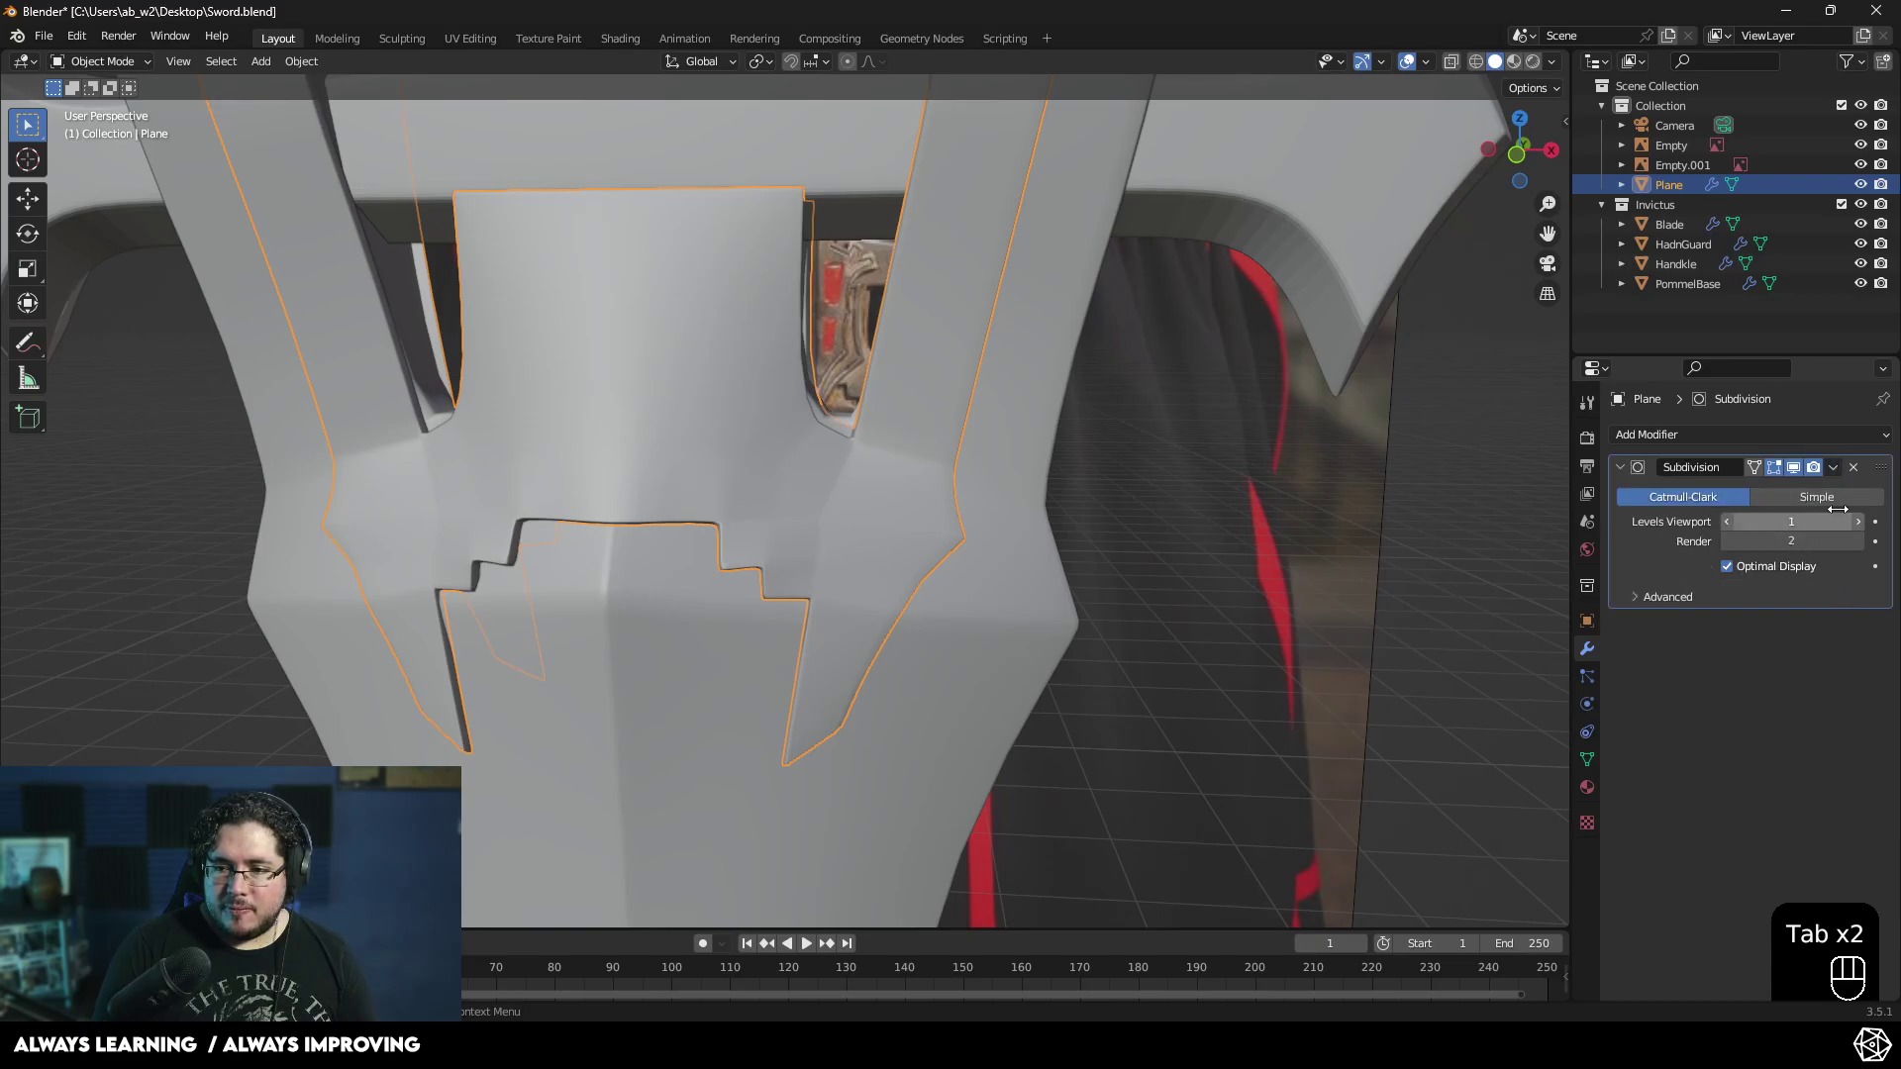
drag(1845, 467, 1816, 492)
drag(1162, 549, 1006, 553)
drag(1009, 542, 1062, 530)
drag(1022, 486, 1032, 453)
drag(995, 538, 1030, 571)
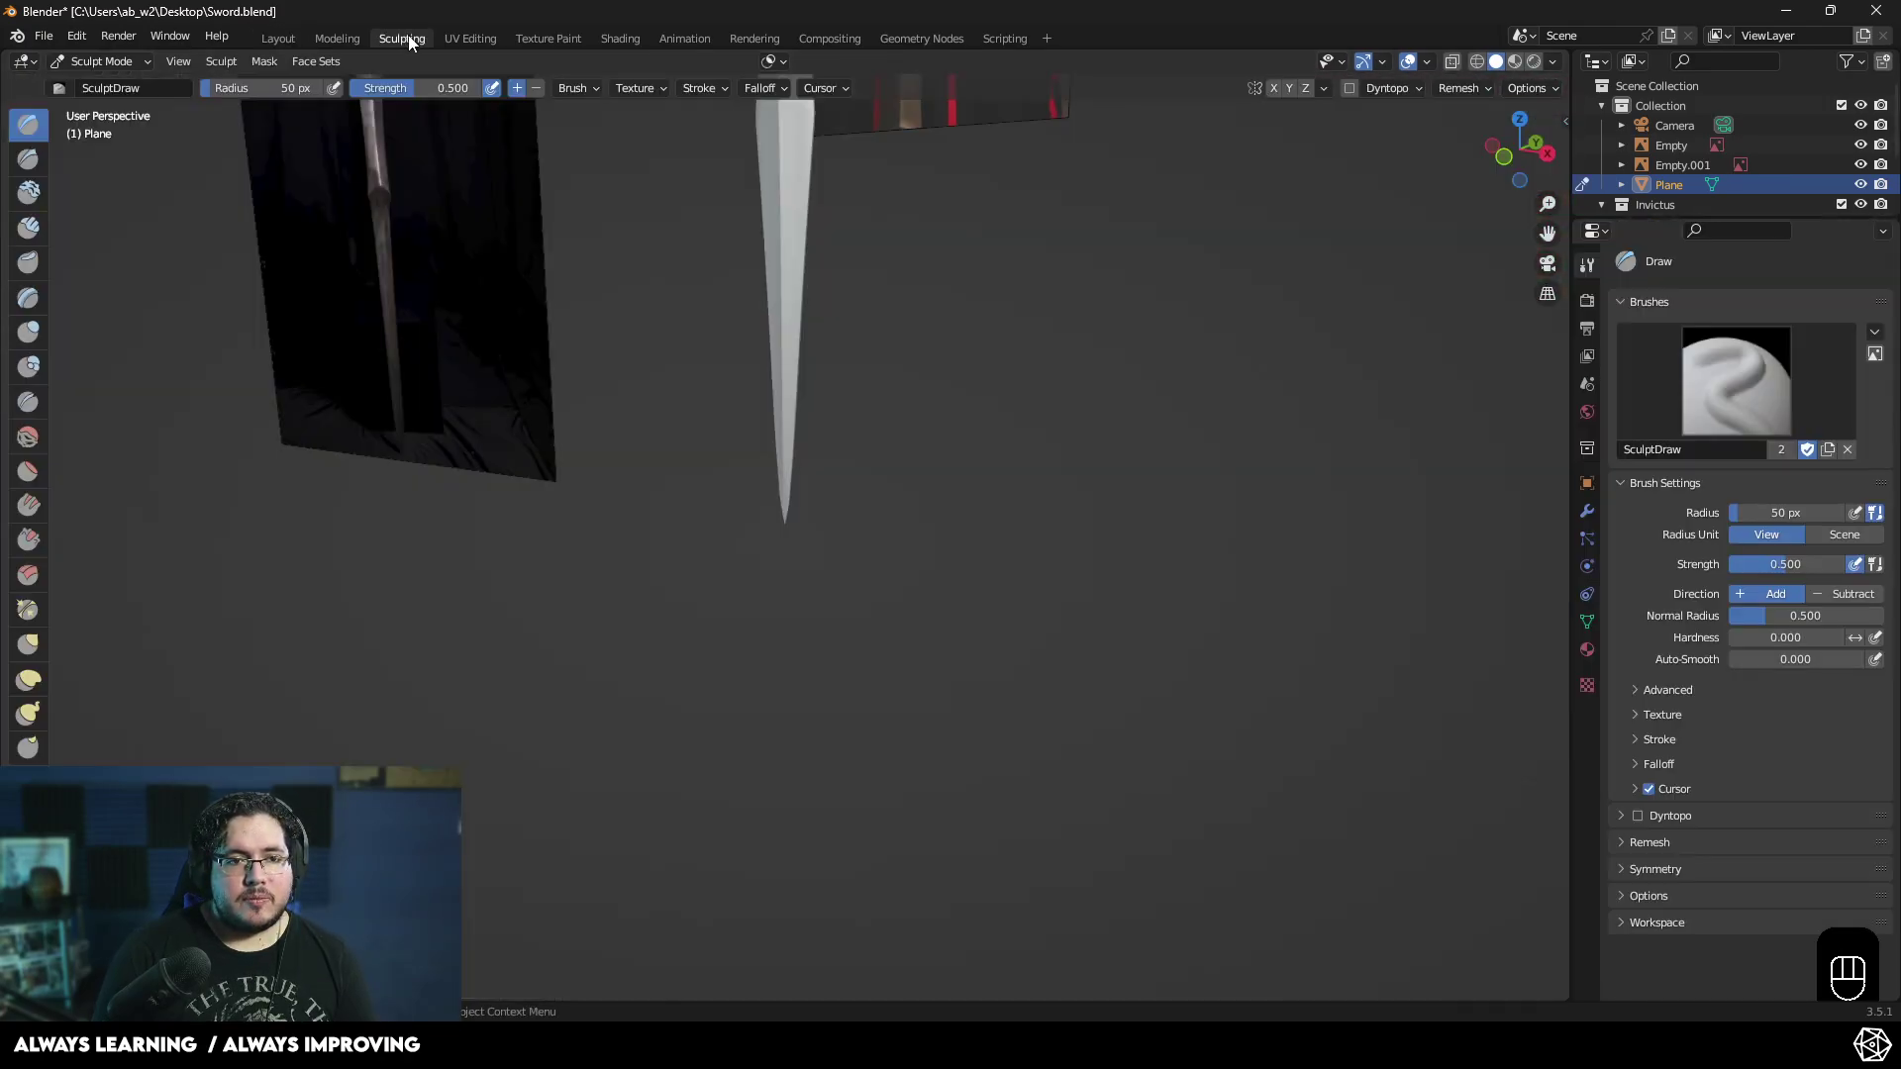
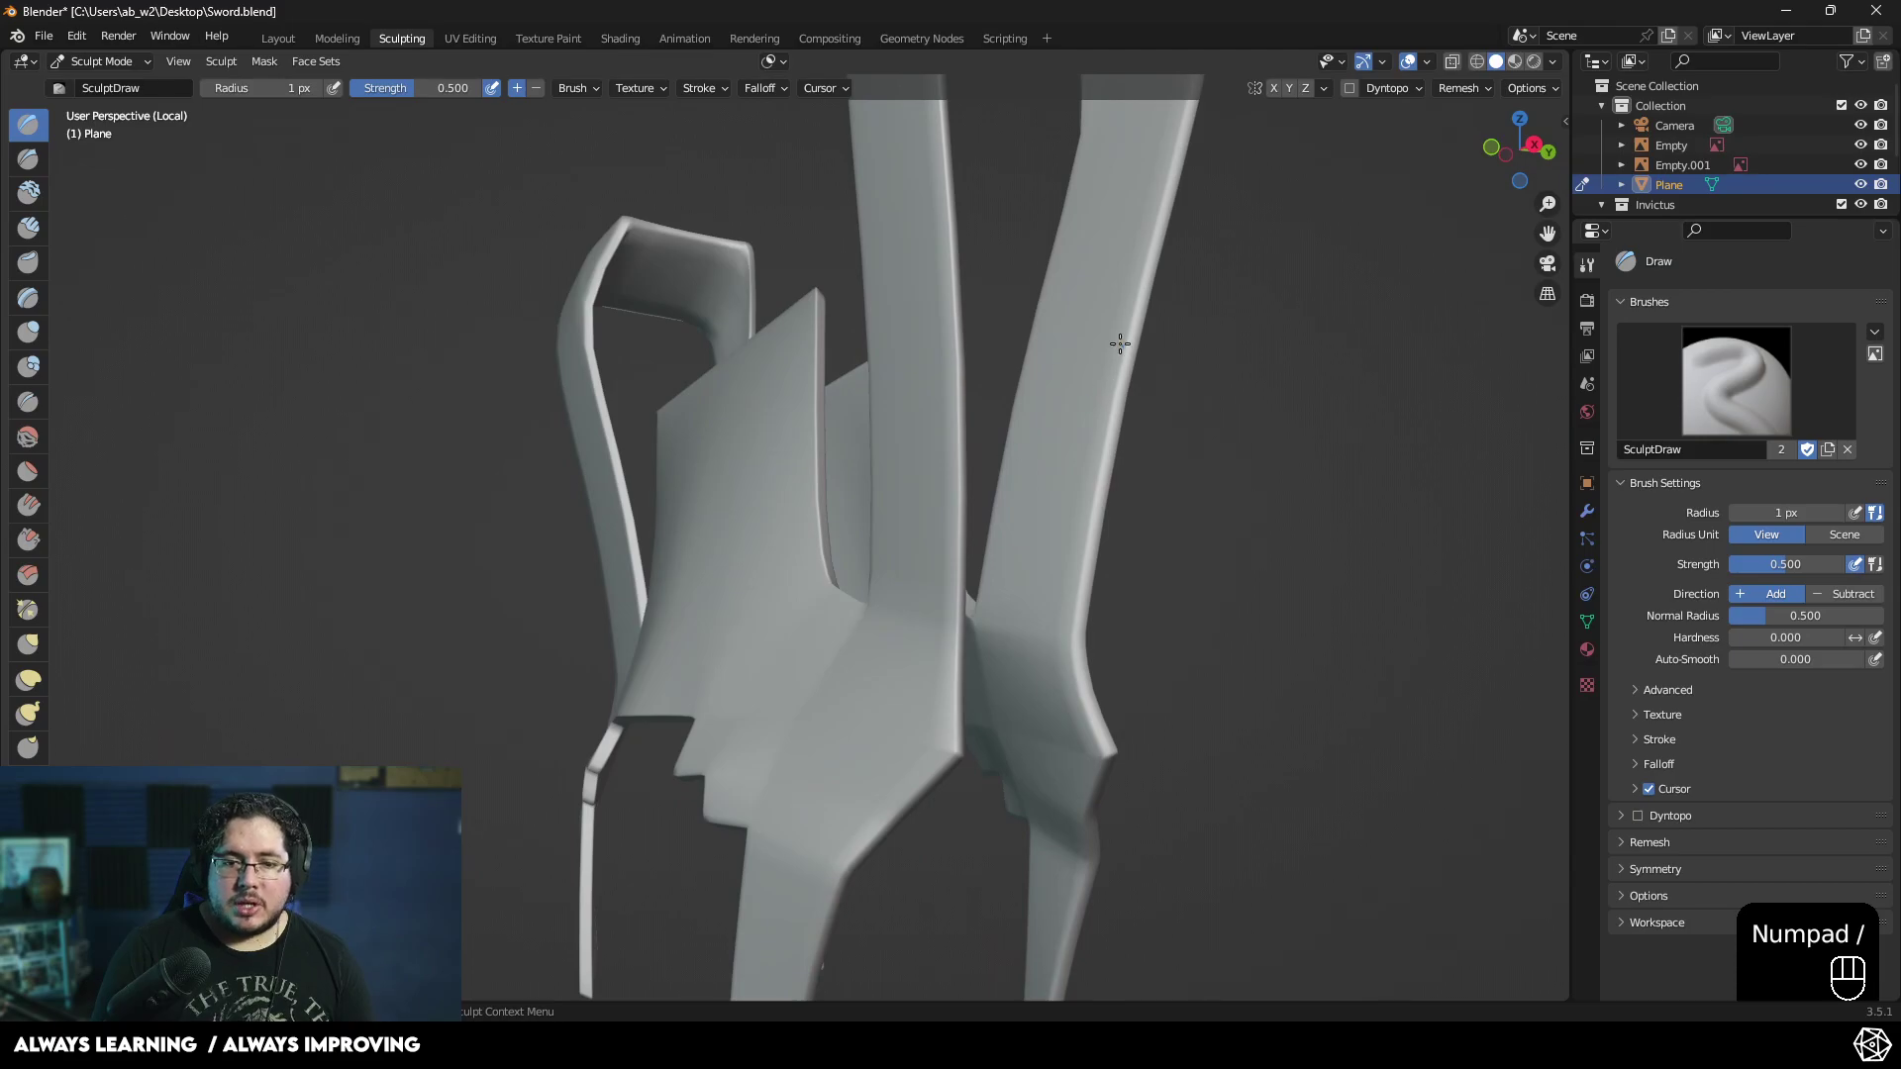
- Smooth the guard's faceted surface with a resized Smooth brush, return to Layout and save the file
key(r)
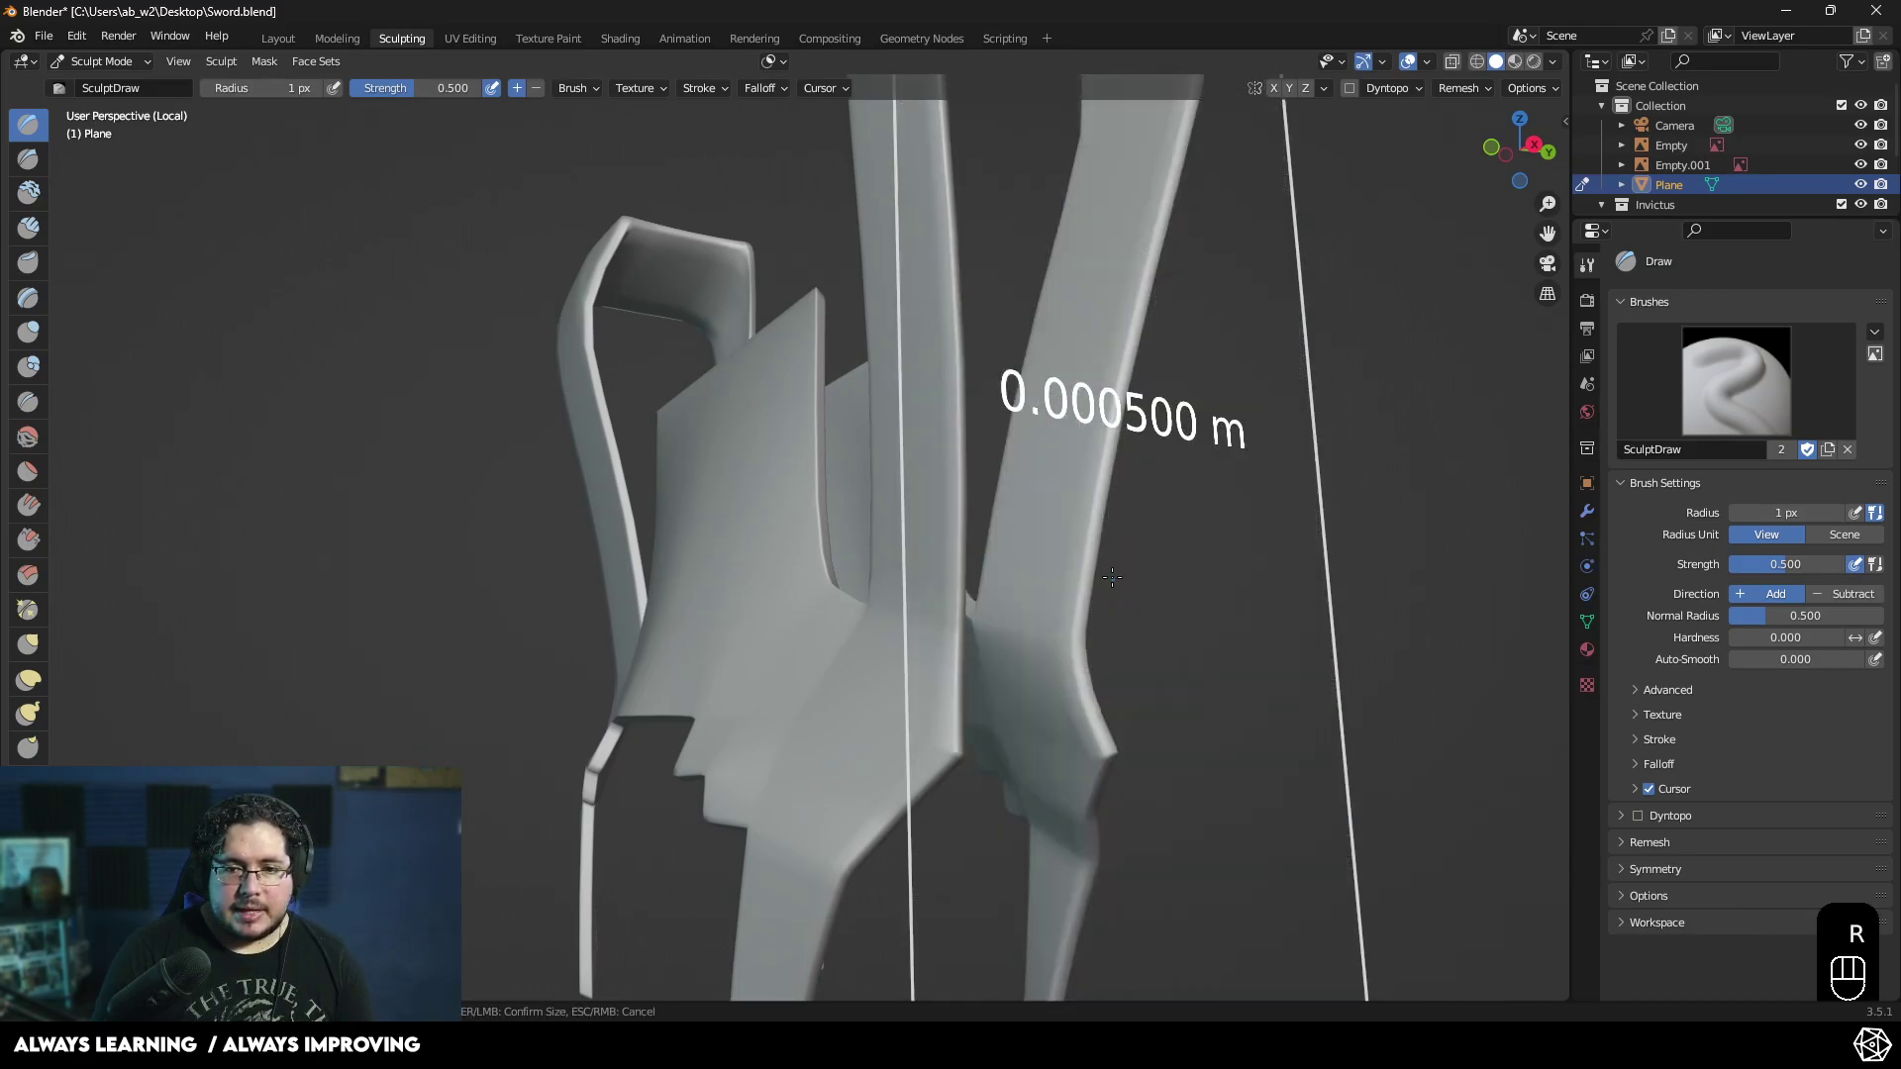
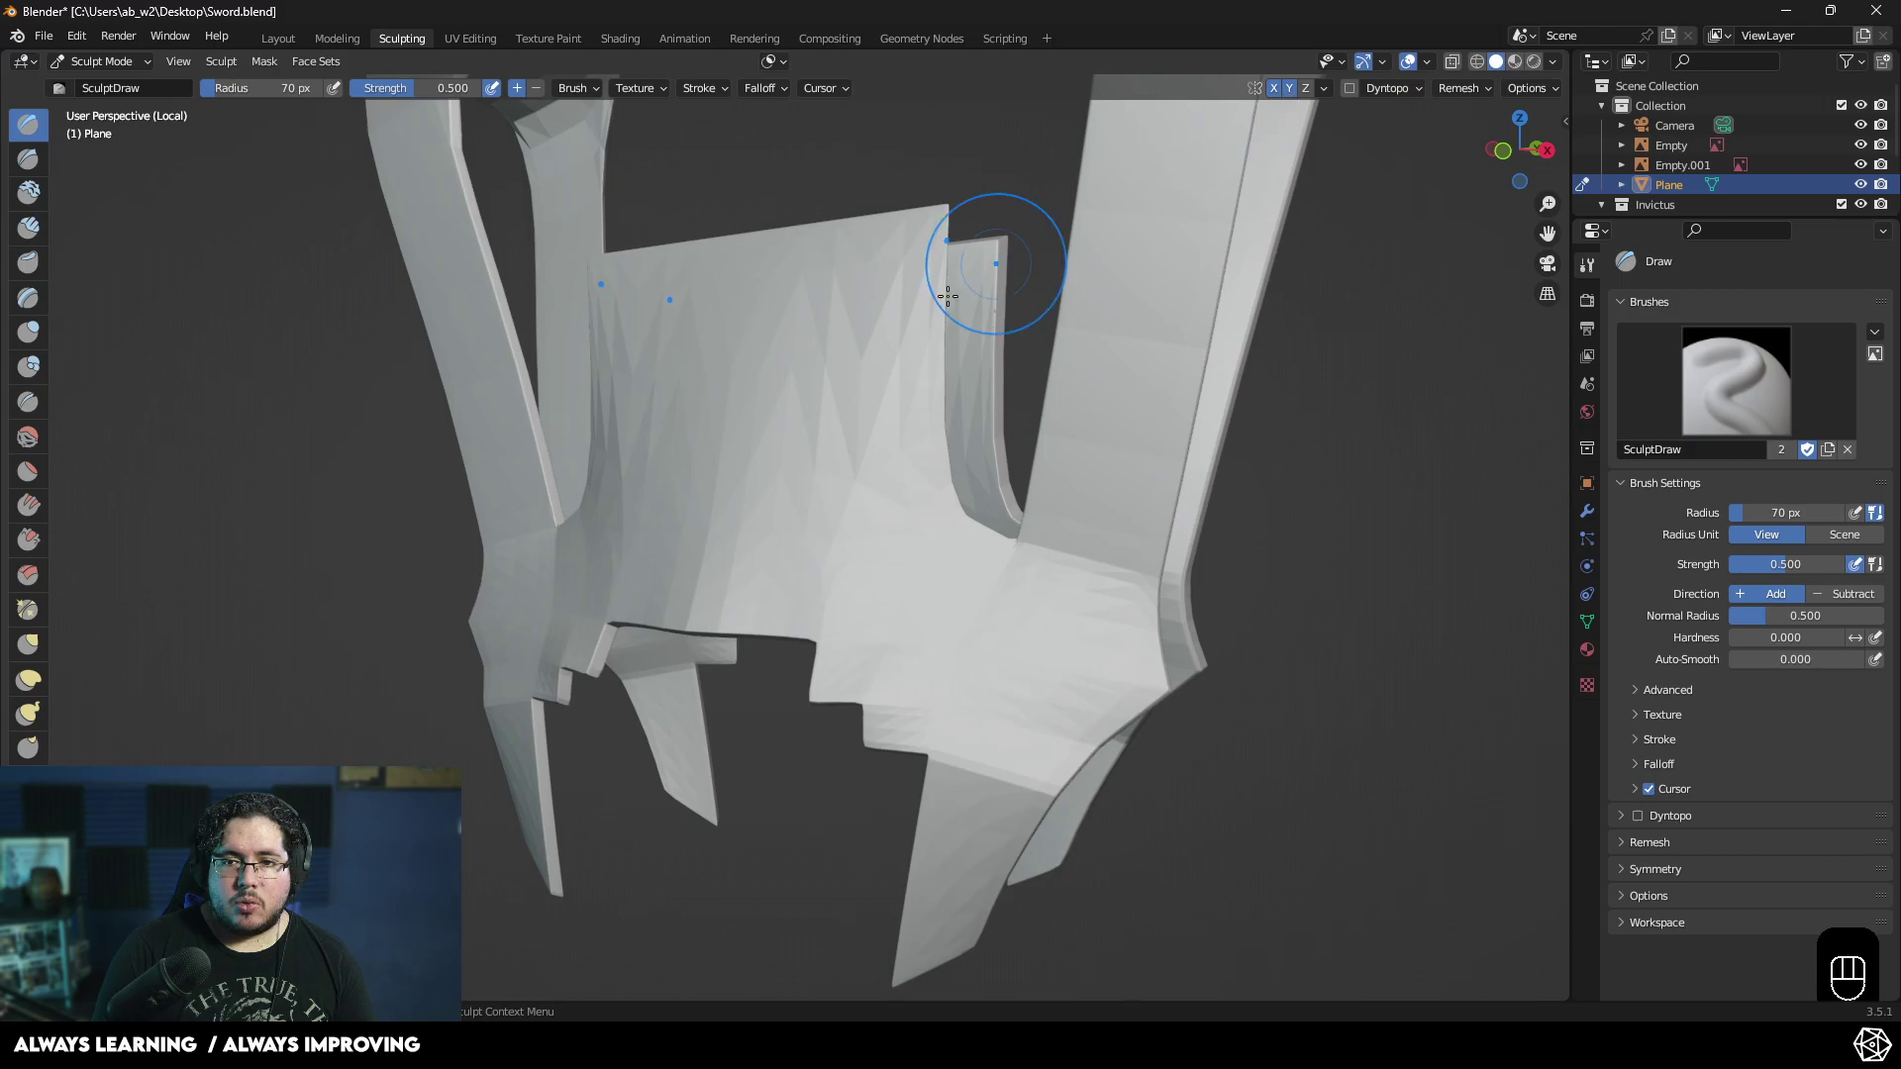
key(ctrl+z)
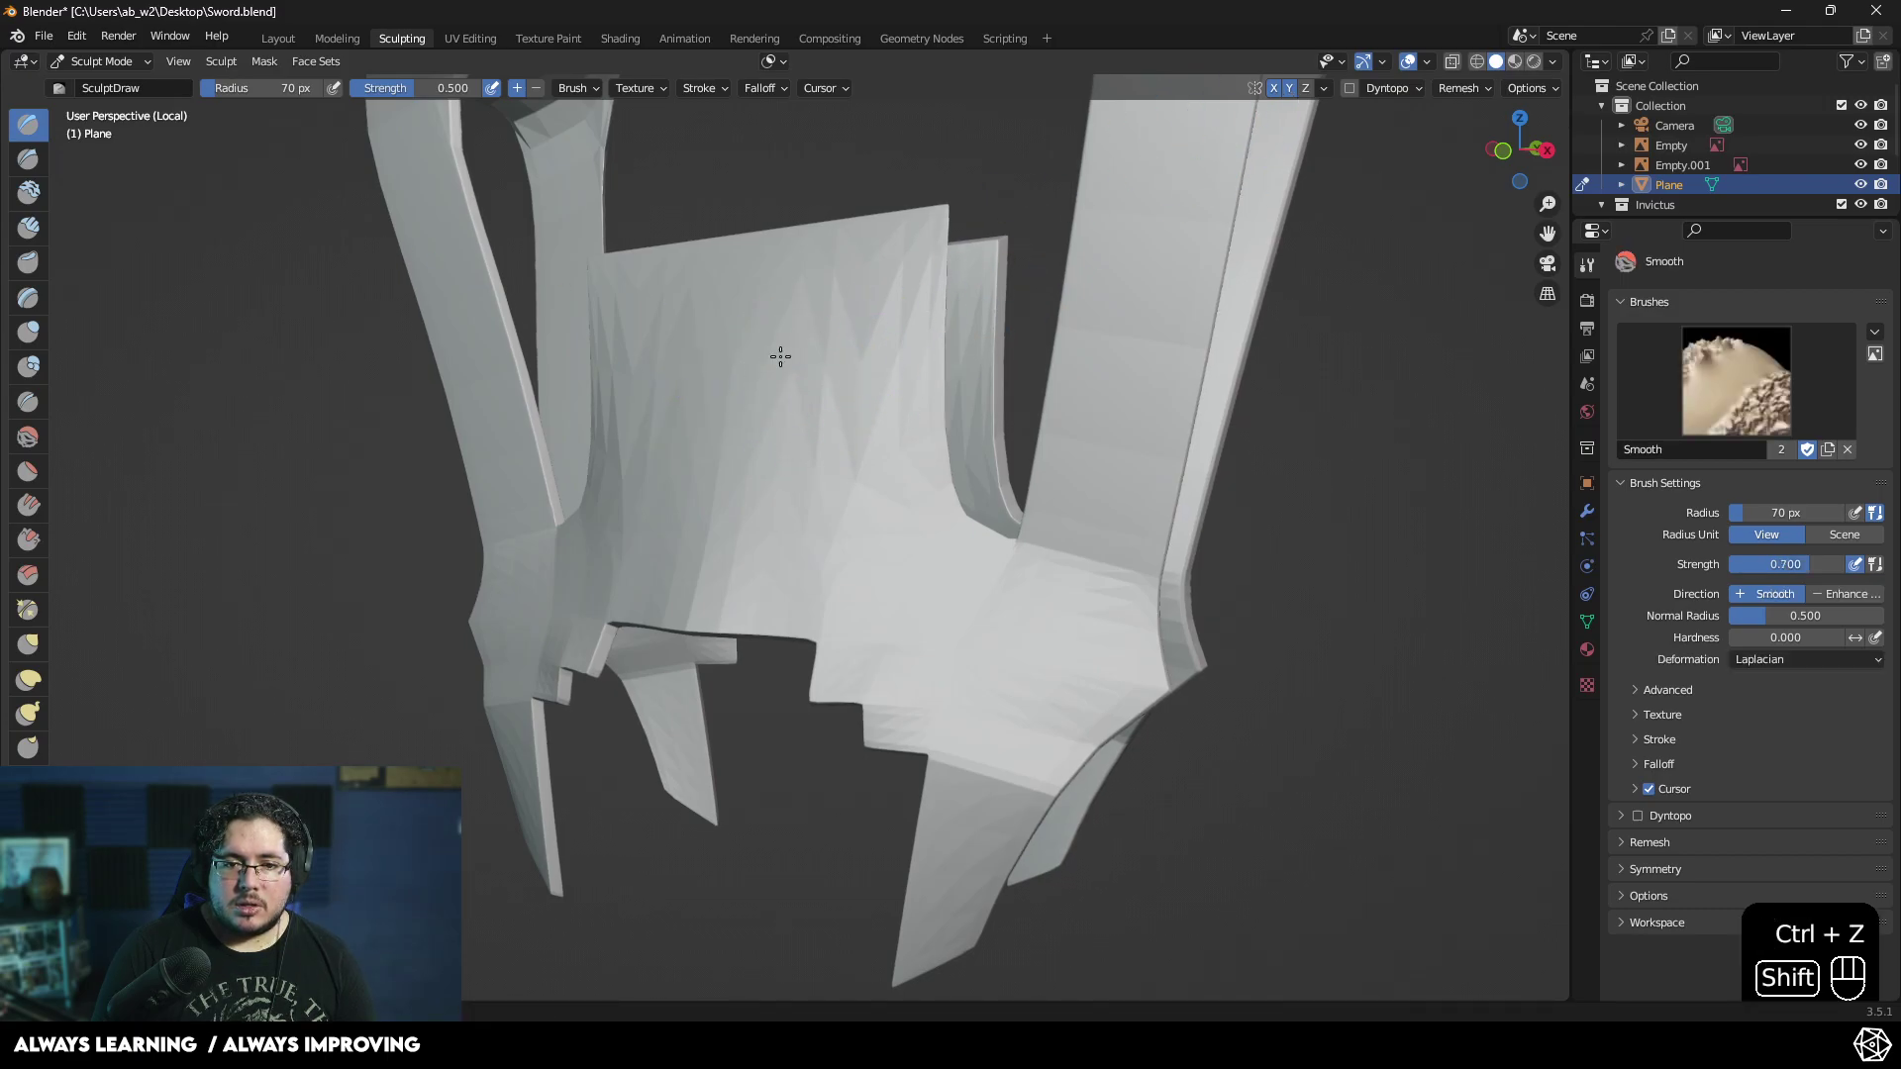
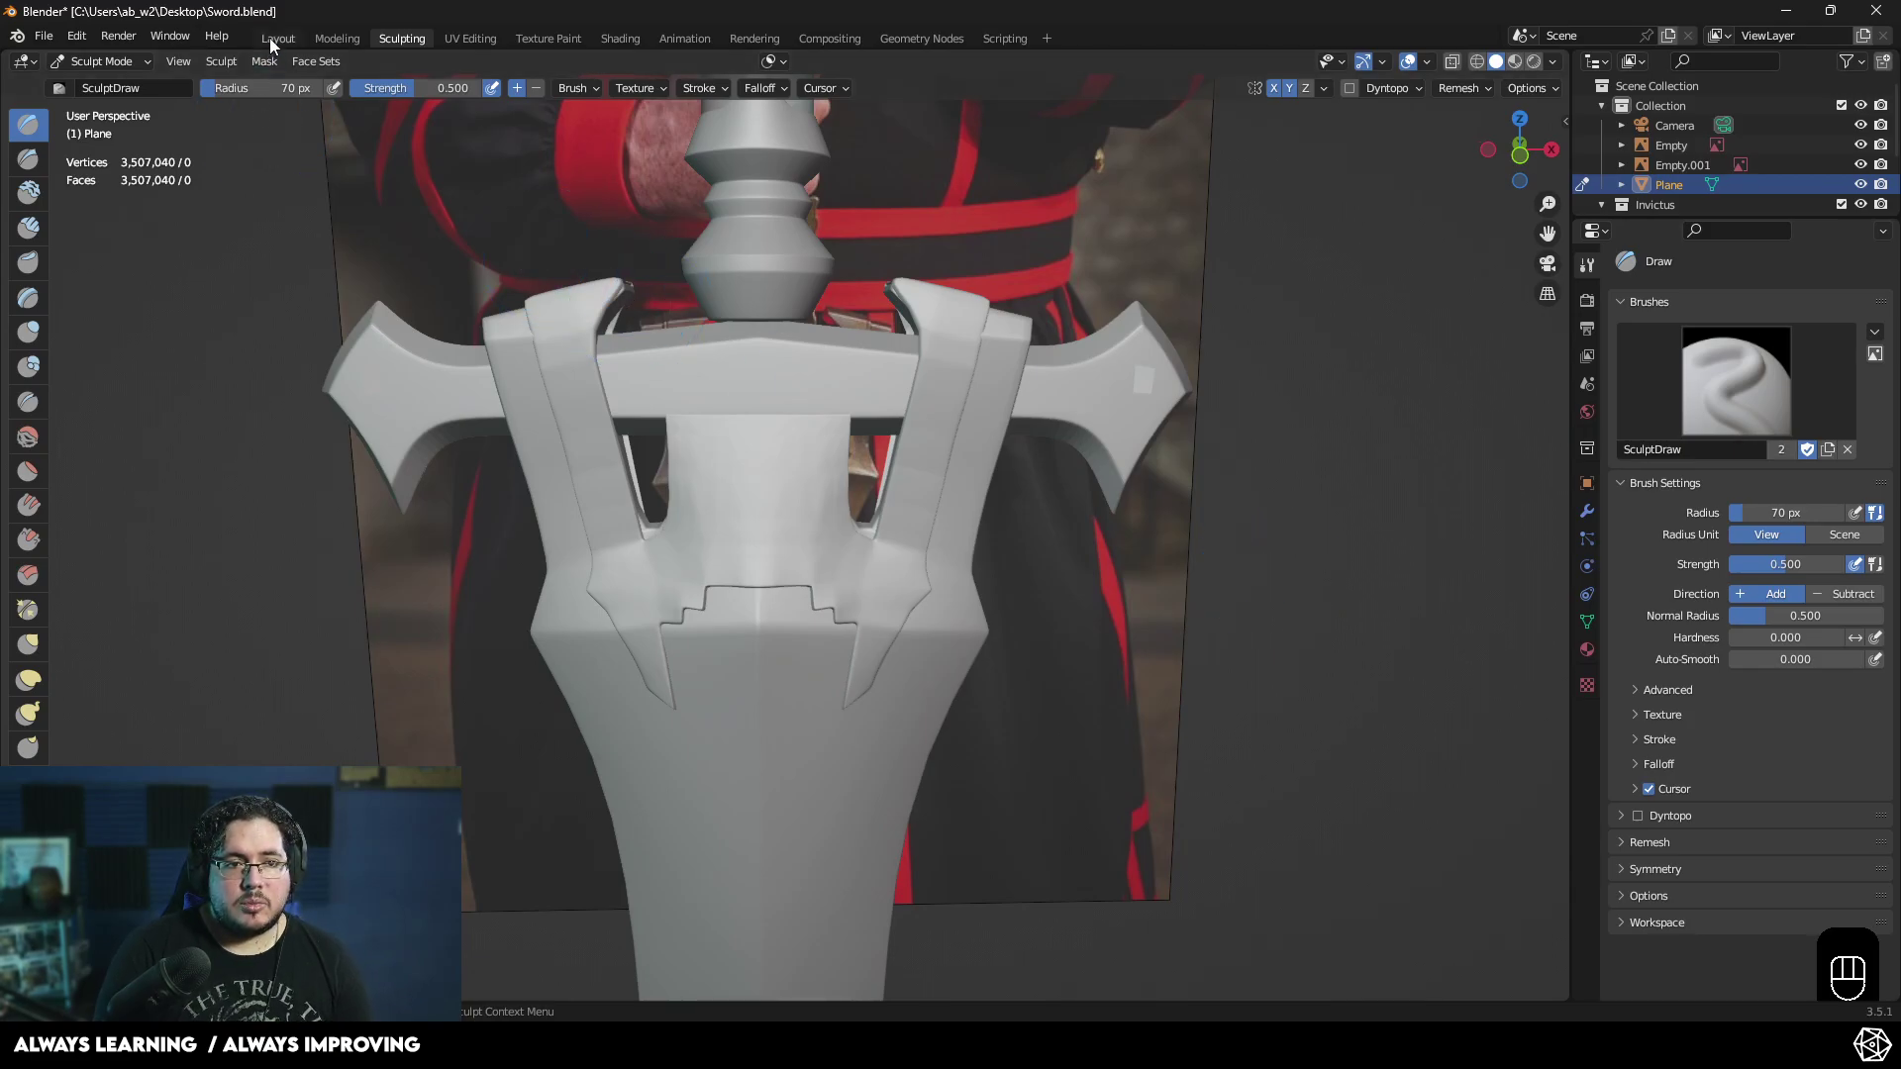
drag(1020, 457, 1105, 468)
click(1186, 464)
middle_click(1149, 496)
key(ctrl+s)
drag(1009, 526, 1044, 537)
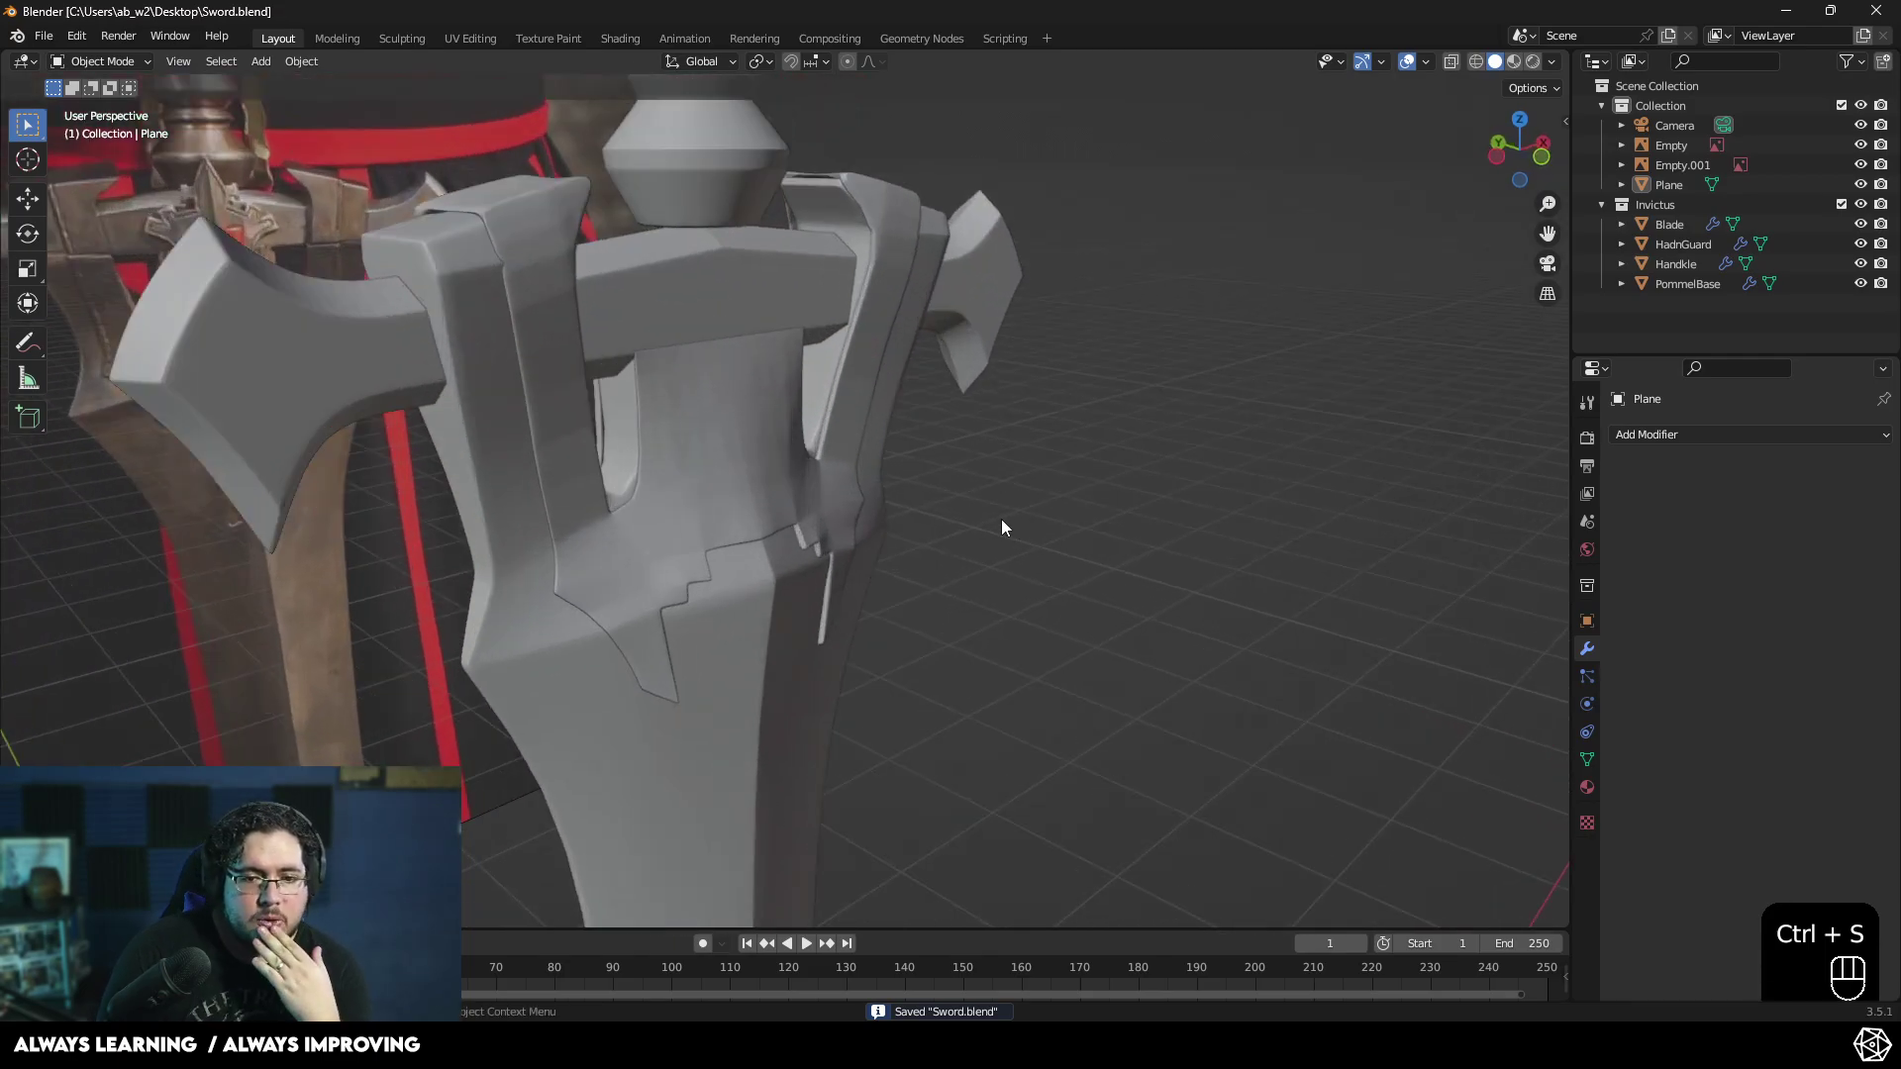
- Select the guard Plane and scale it slightly along global Y
click(715, 467)
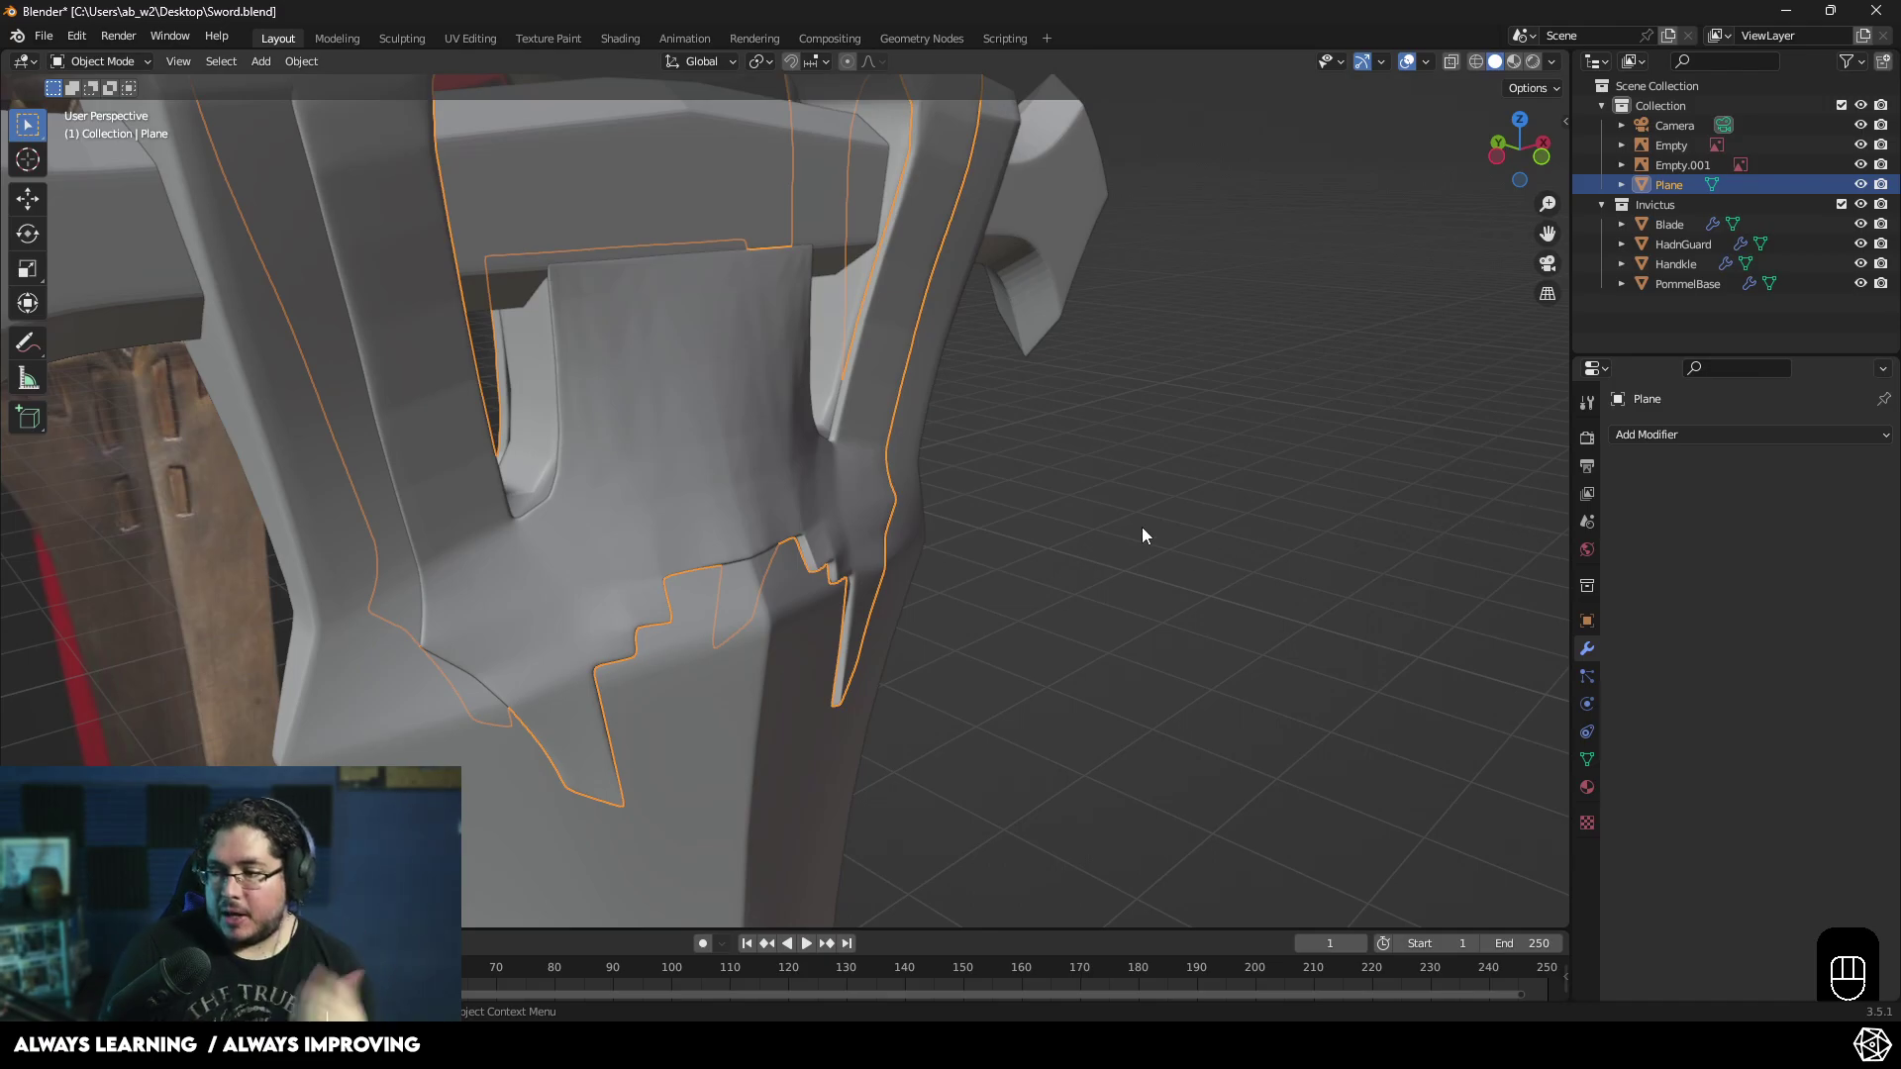
drag(867, 447, 812, 424)
drag(802, 420, 930, 526)
drag(827, 519, 573, 478)
drag(678, 465, 1074, 491)
drag(989, 527, 821, 571)
middle_click(819, 504)
key(s)
key(y)
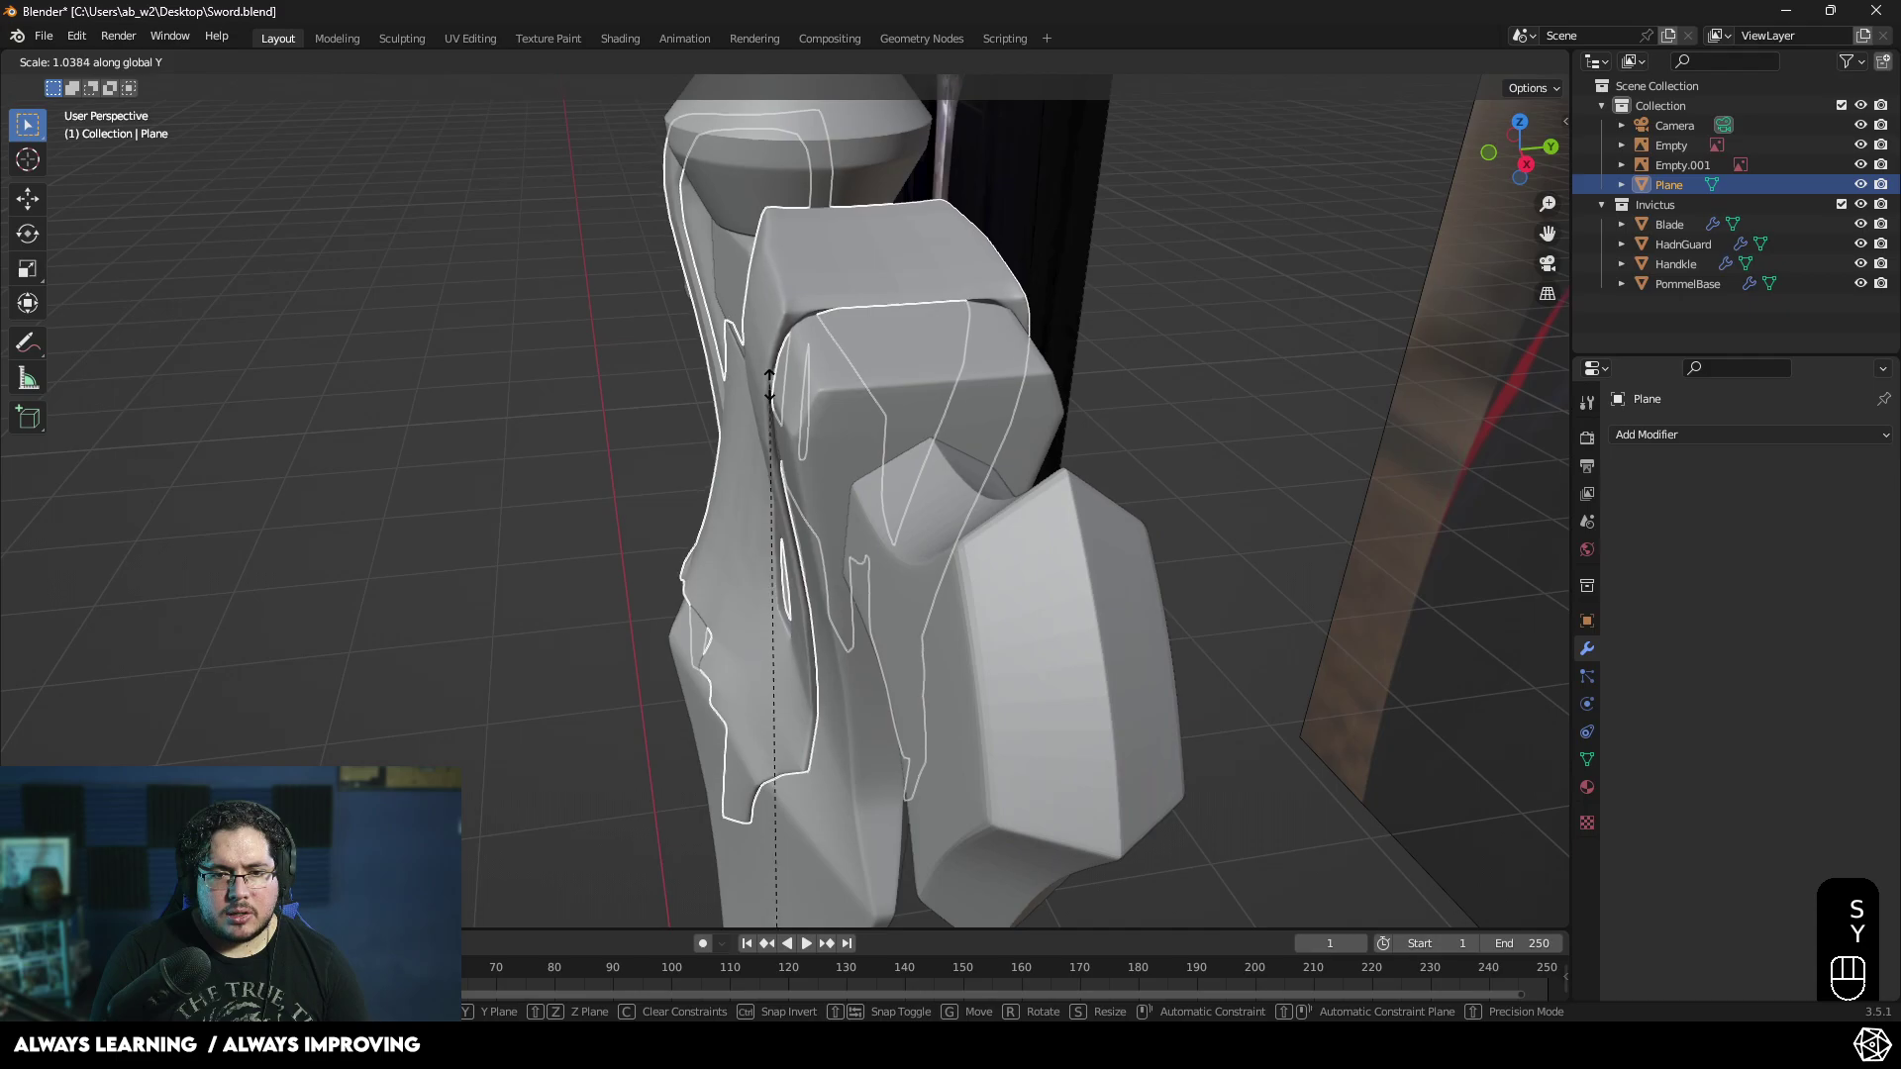
click(792, 406)
- Bring the view to Front Orthographic to line the guard up against the reference crossguard
drag(766, 451, 747, 405)
drag(645, 562, 637, 502)
drag(618, 636, 843, 664)
drag(841, 683, 842, 719)
drag(981, 637, 928, 617)
drag(856, 641, 822, 643)
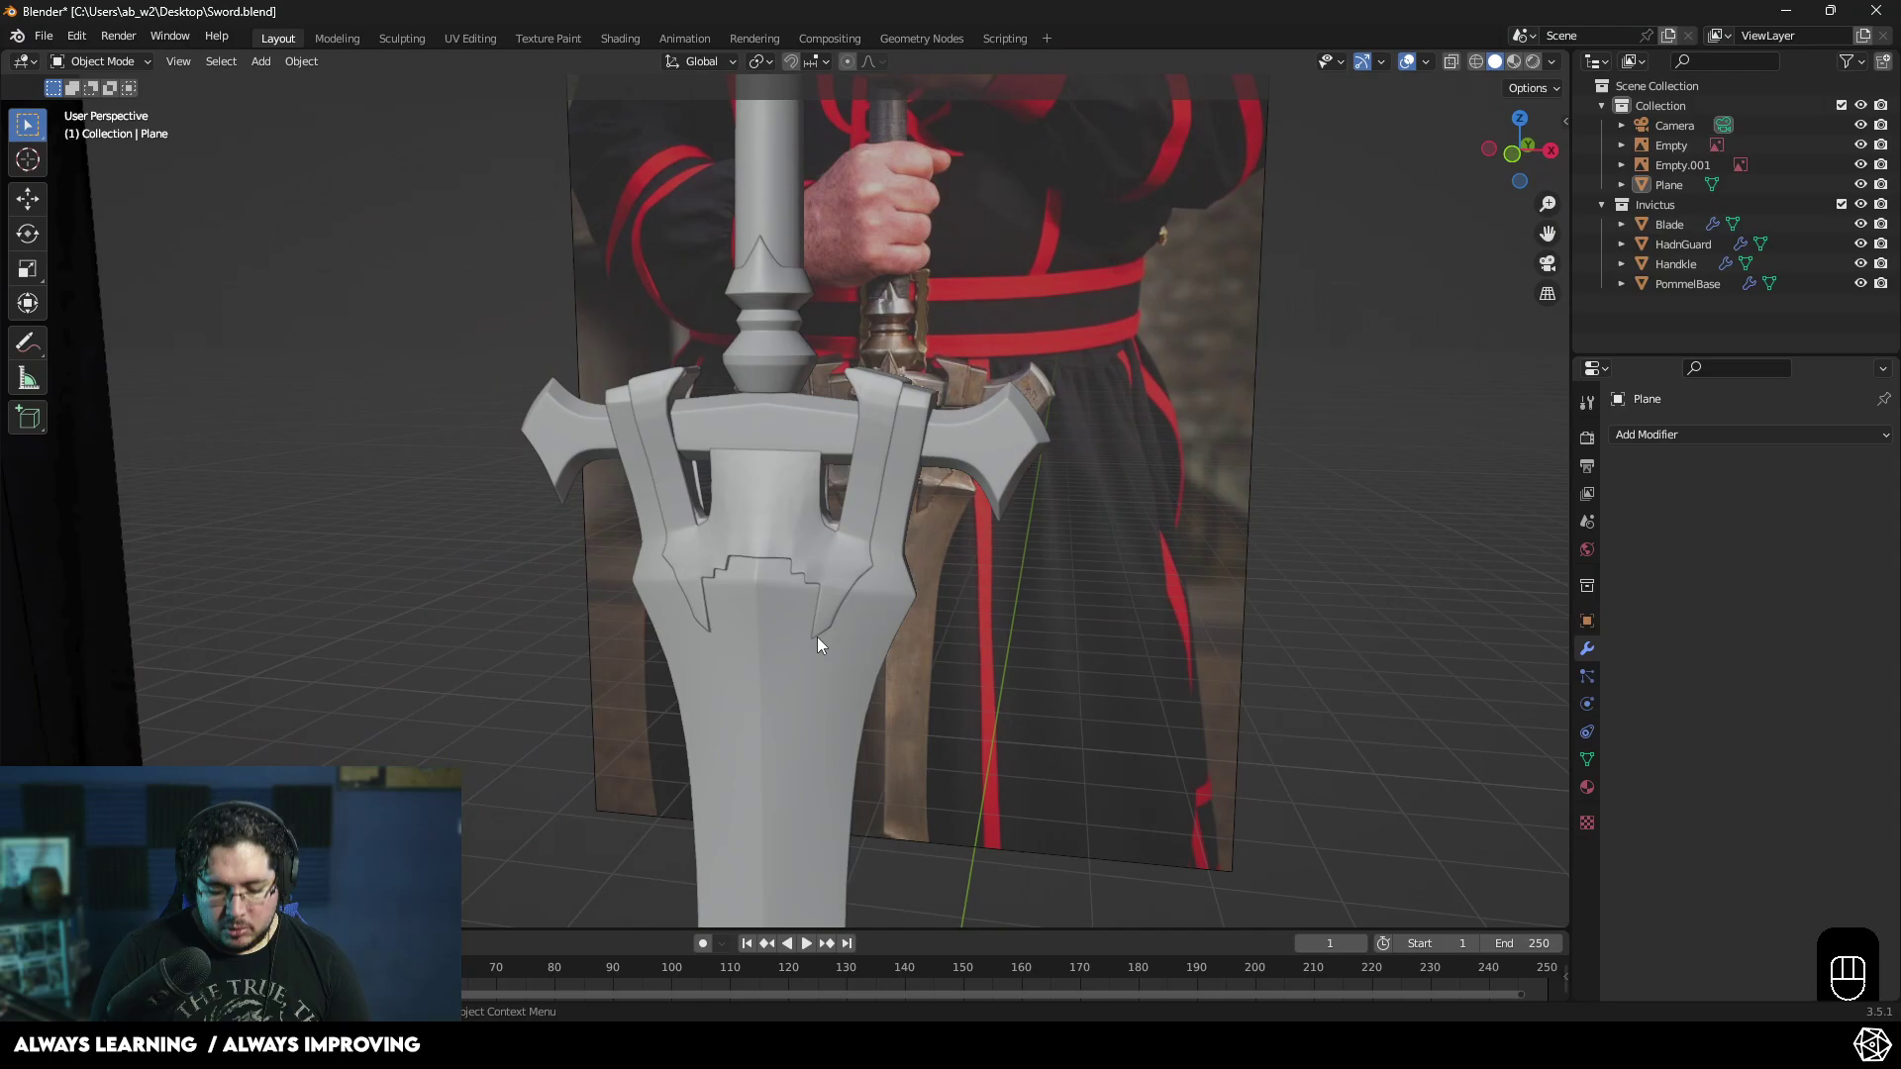
key(KP_1)
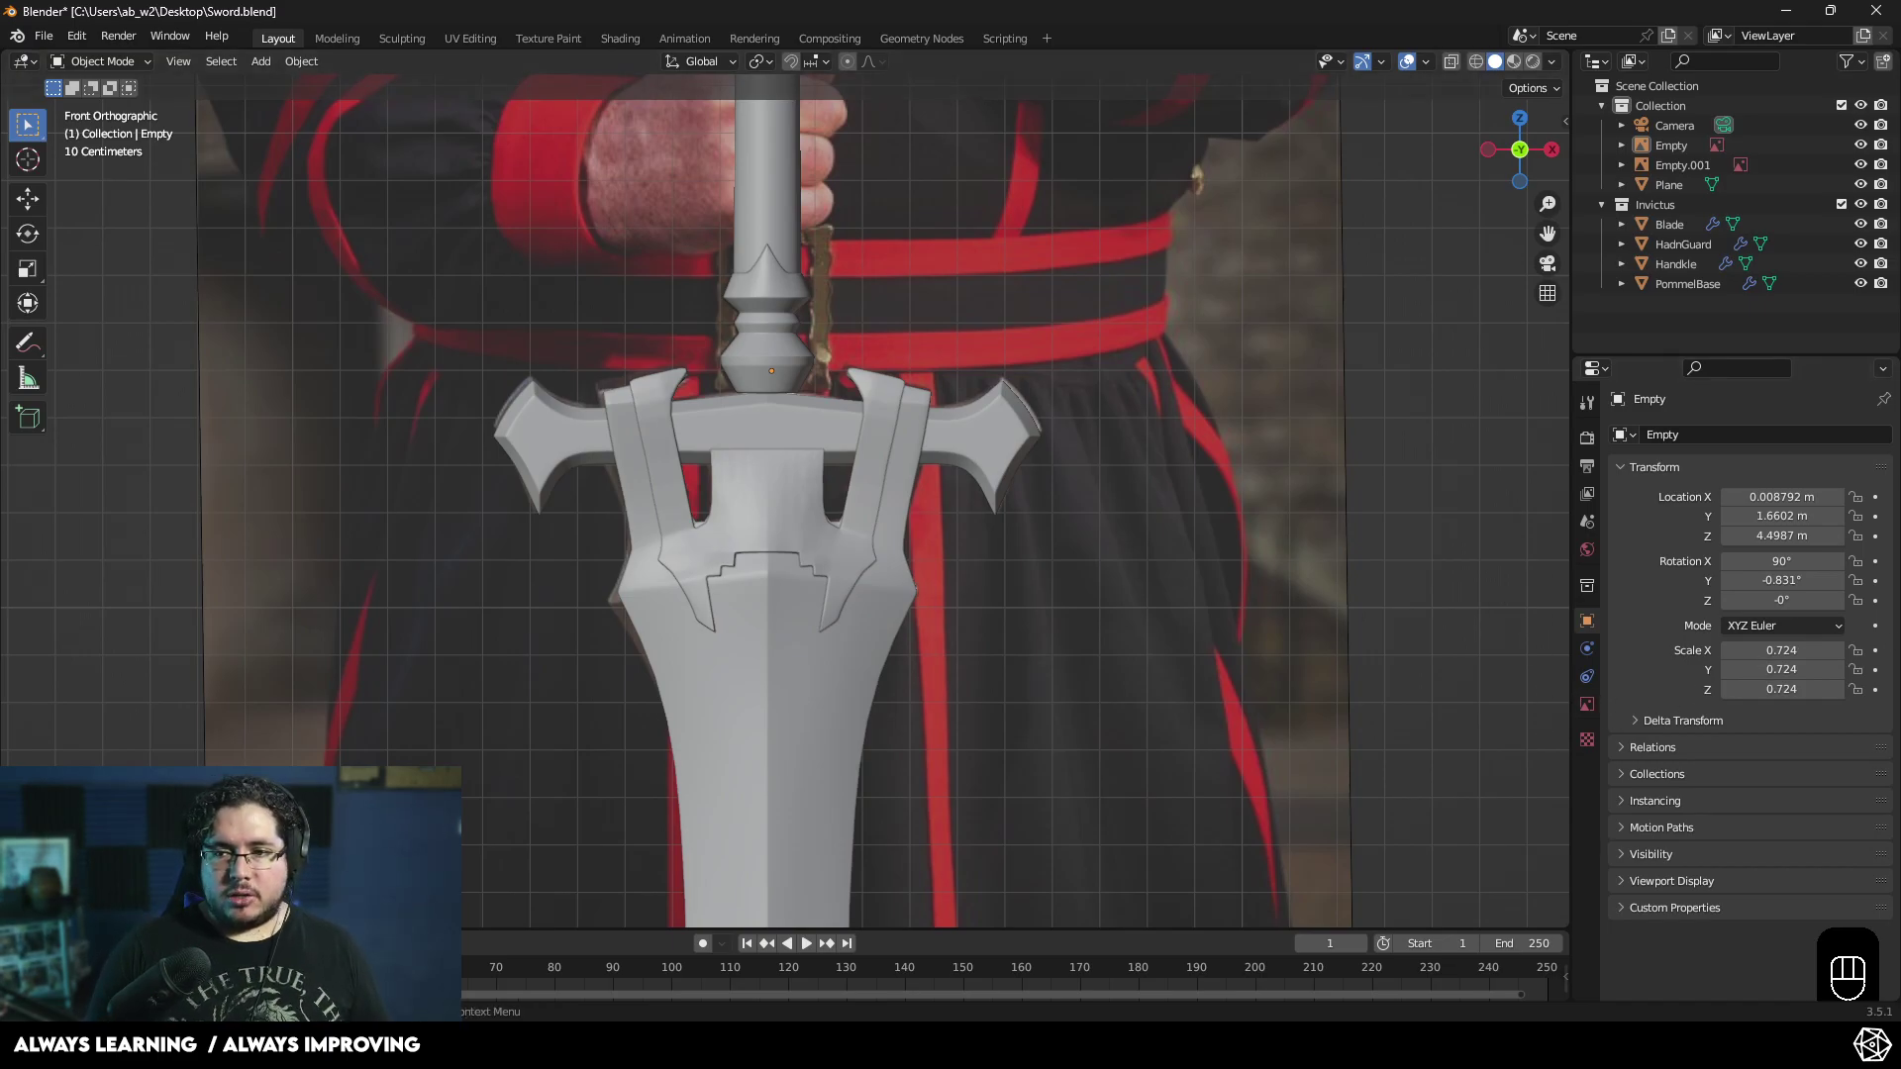
- Move the guard Plane object into the Invictus collection in the Outliner
click(1873, 202)
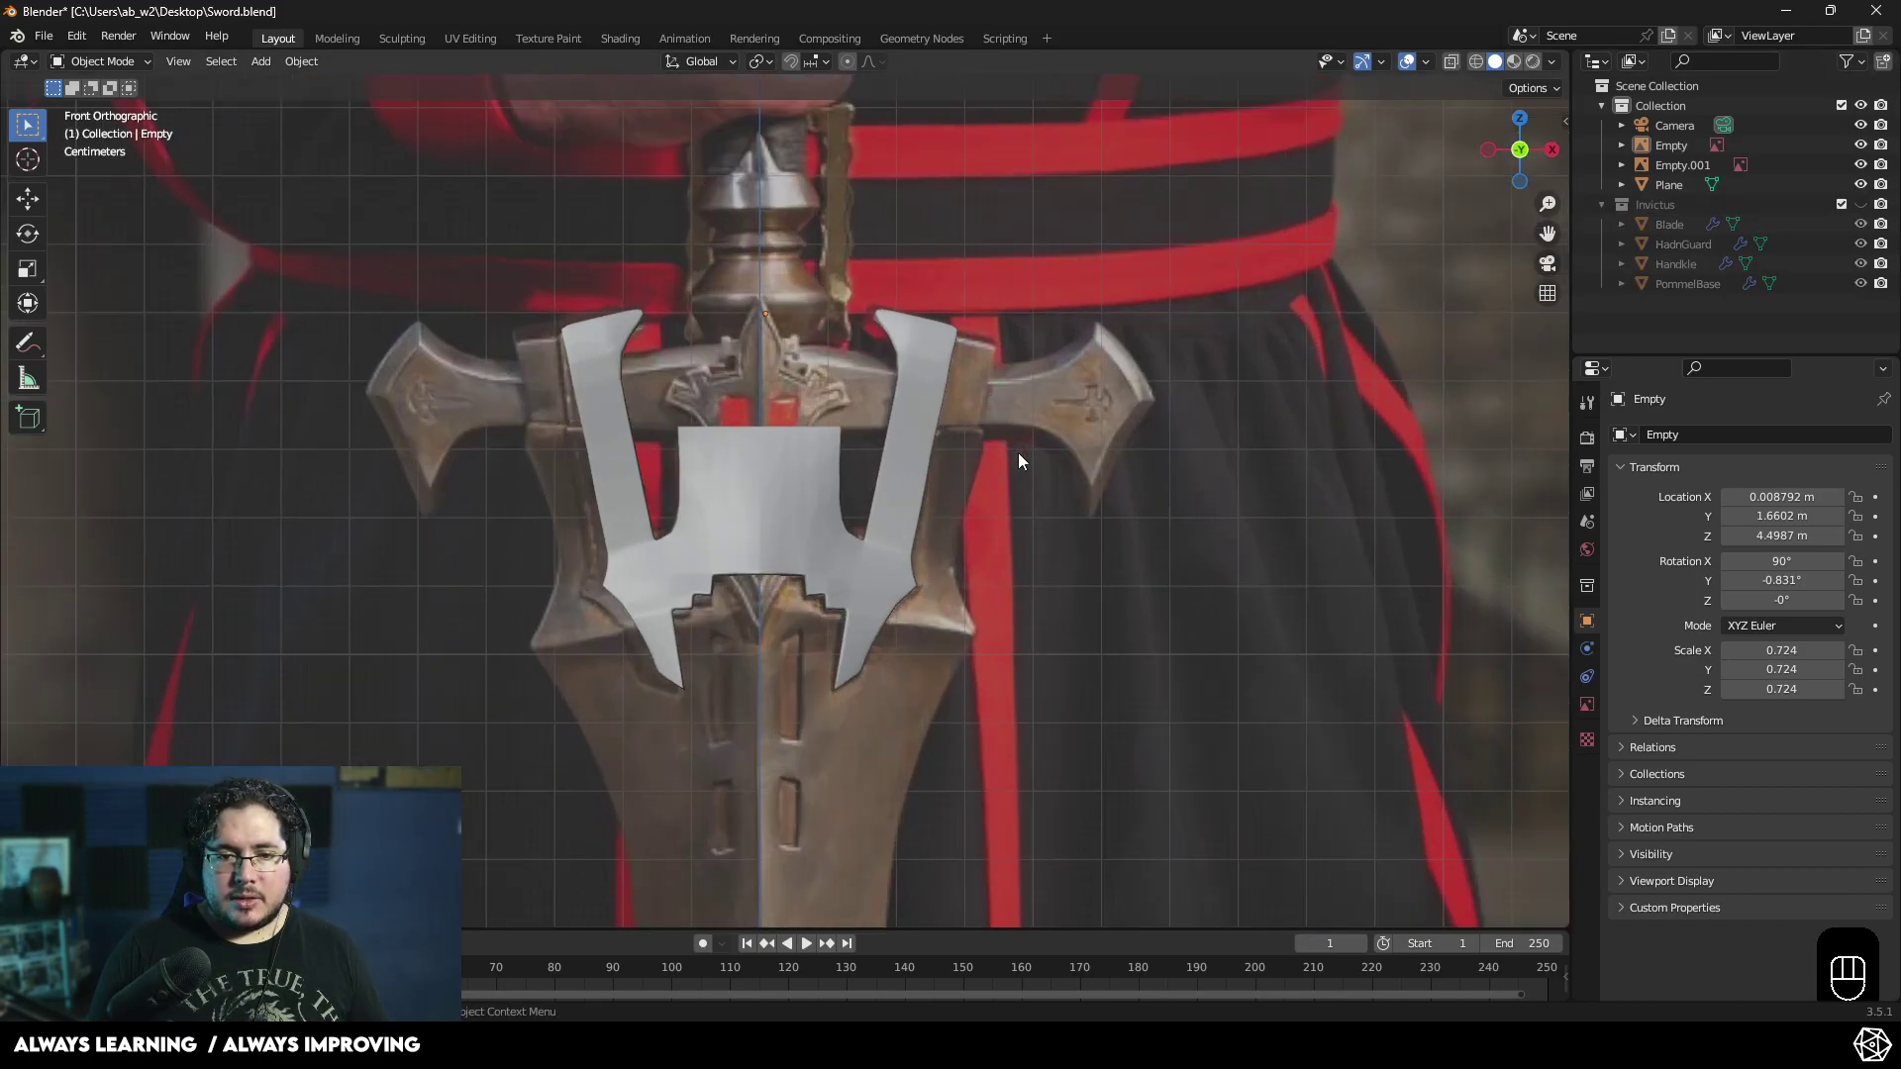
click(807, 520)
drag(1670, 186, 1681, 218)
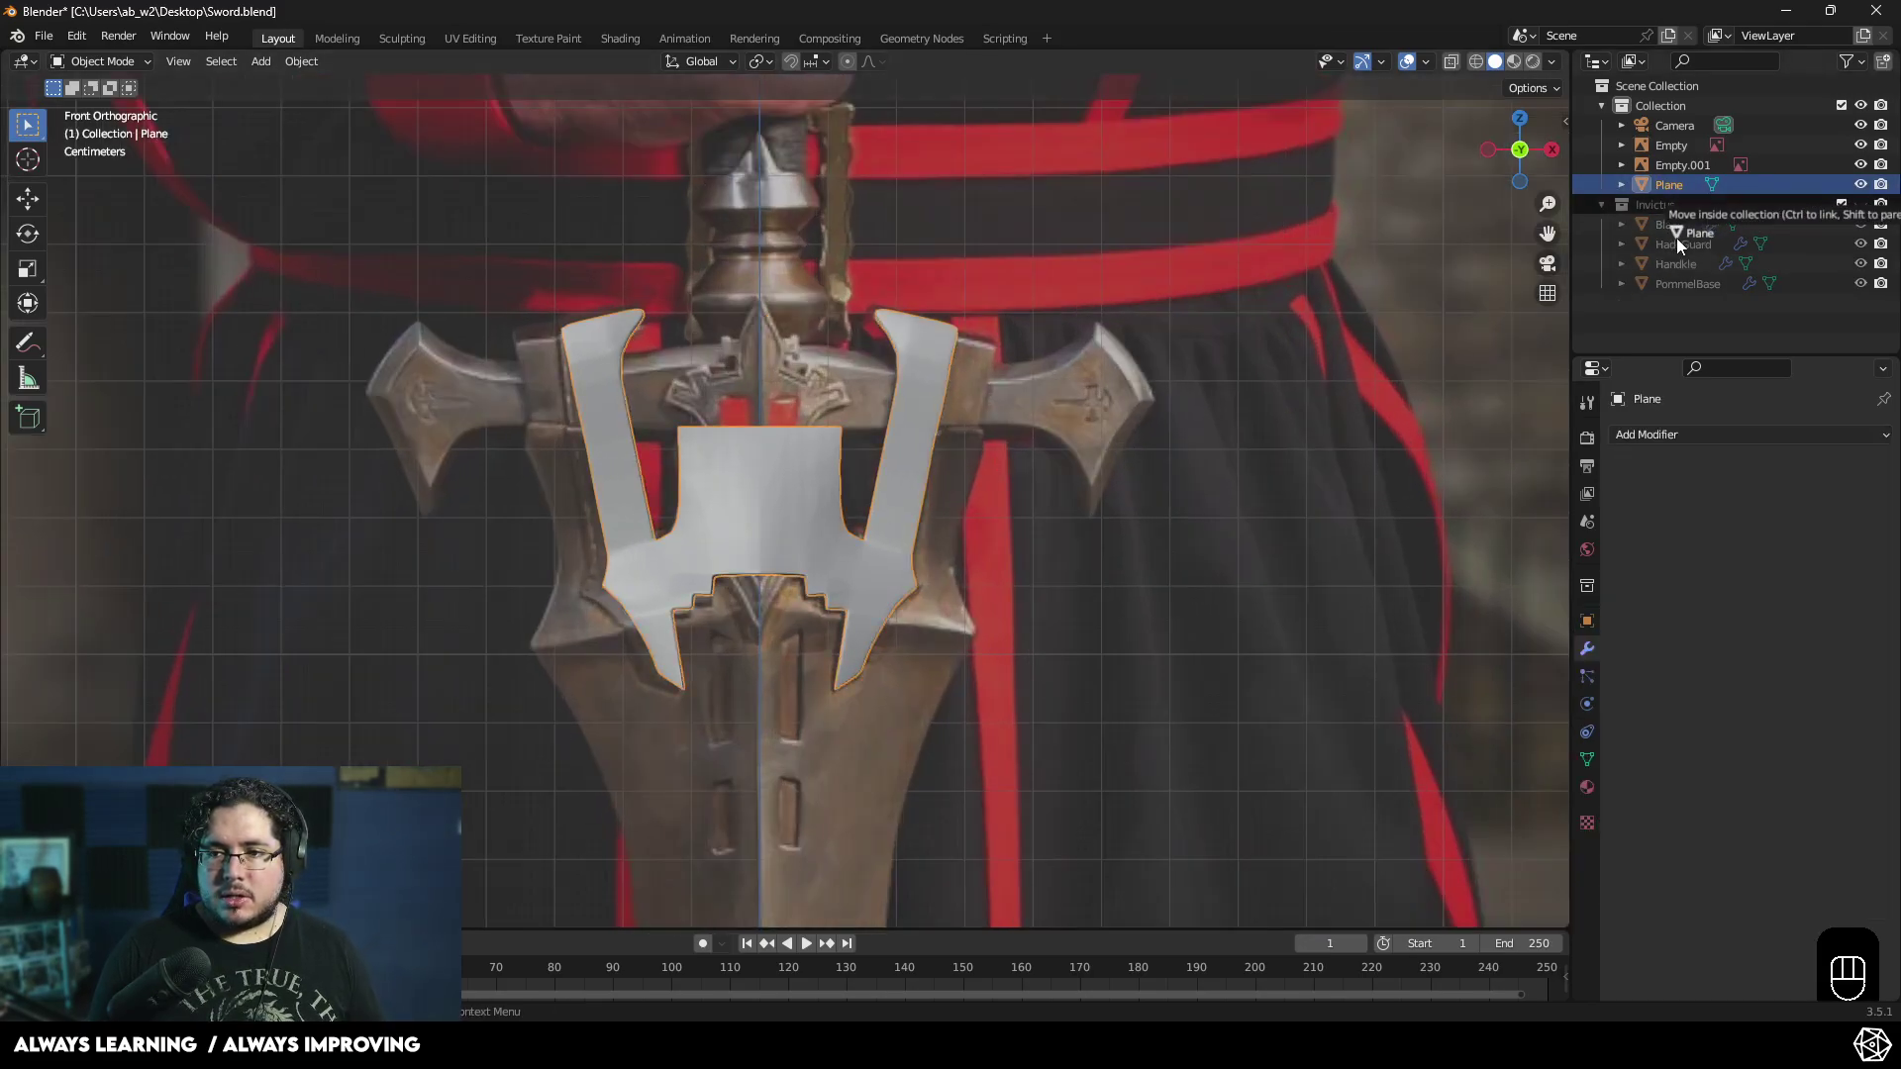
- Select the reference image Empty, frame the crossguard, snap the cursor and bring up the Add menu (Shift+A)
middle_click(788, 540)
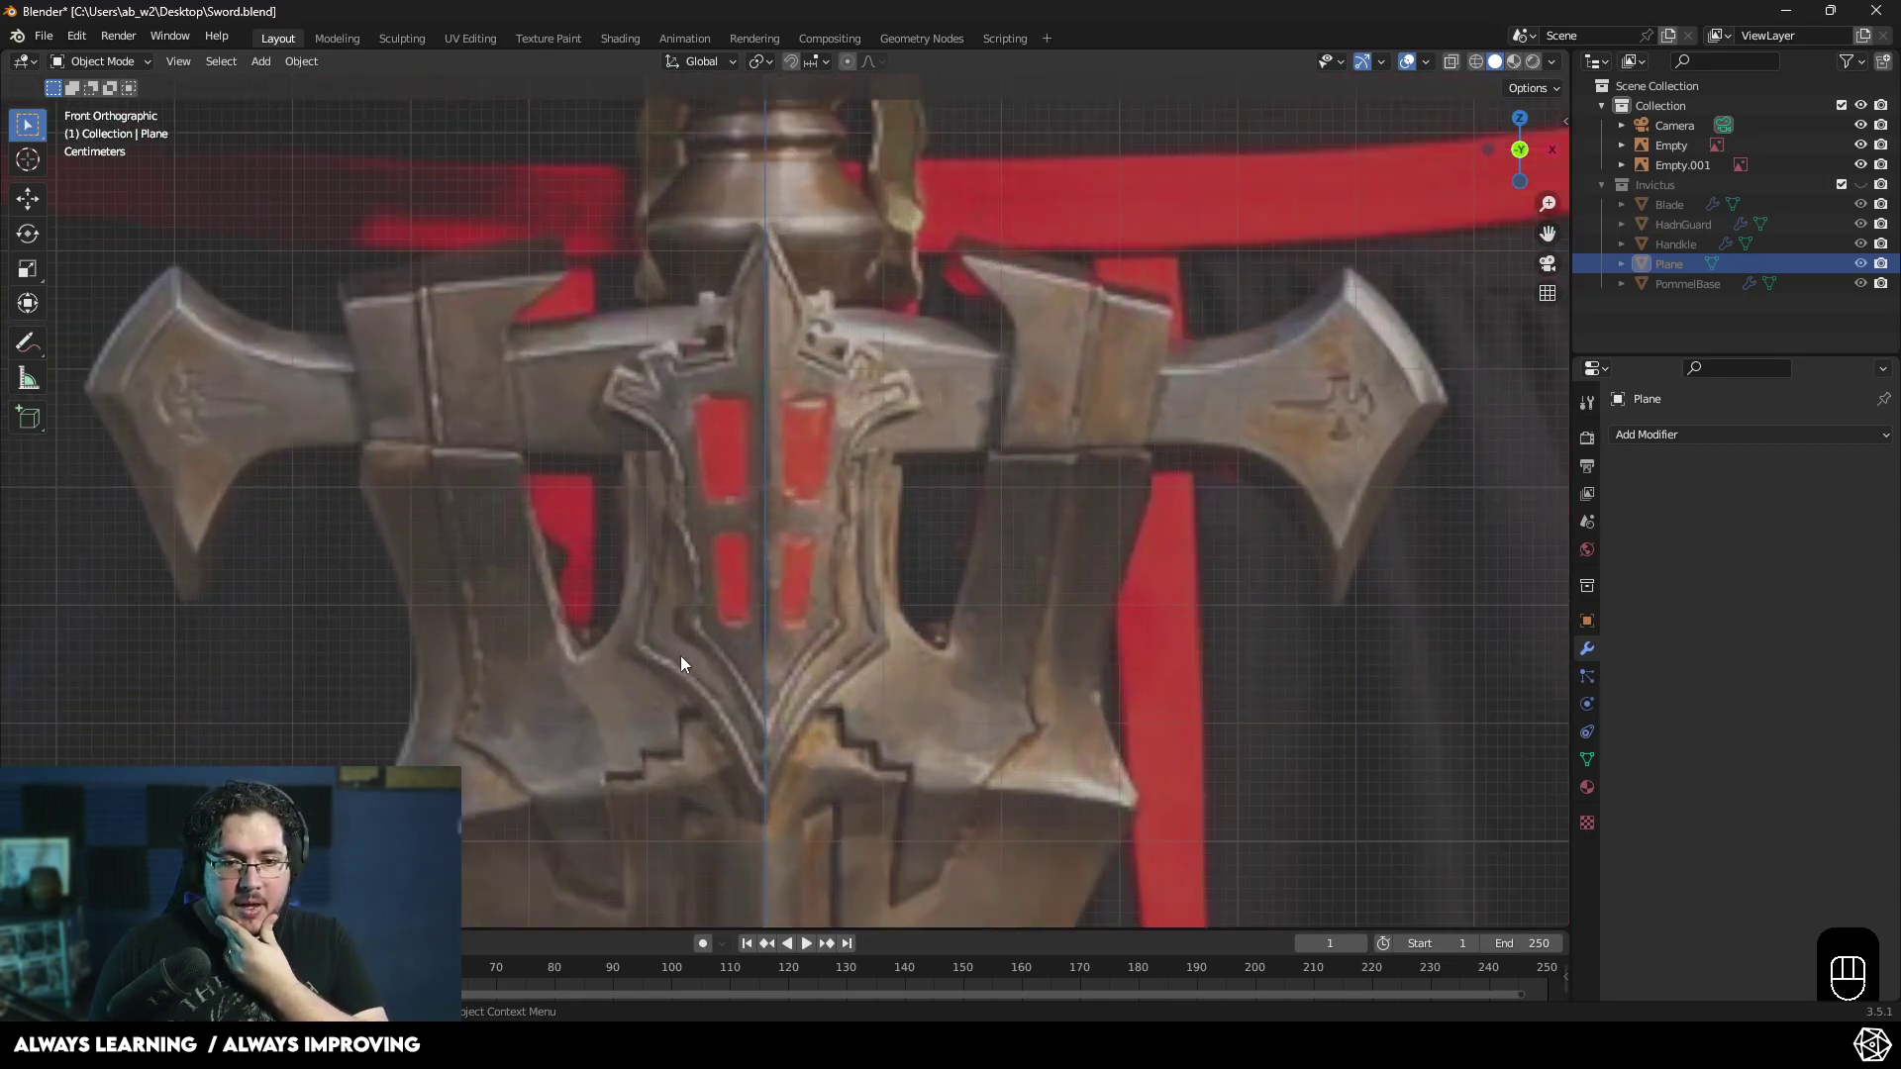
click(959, 752)
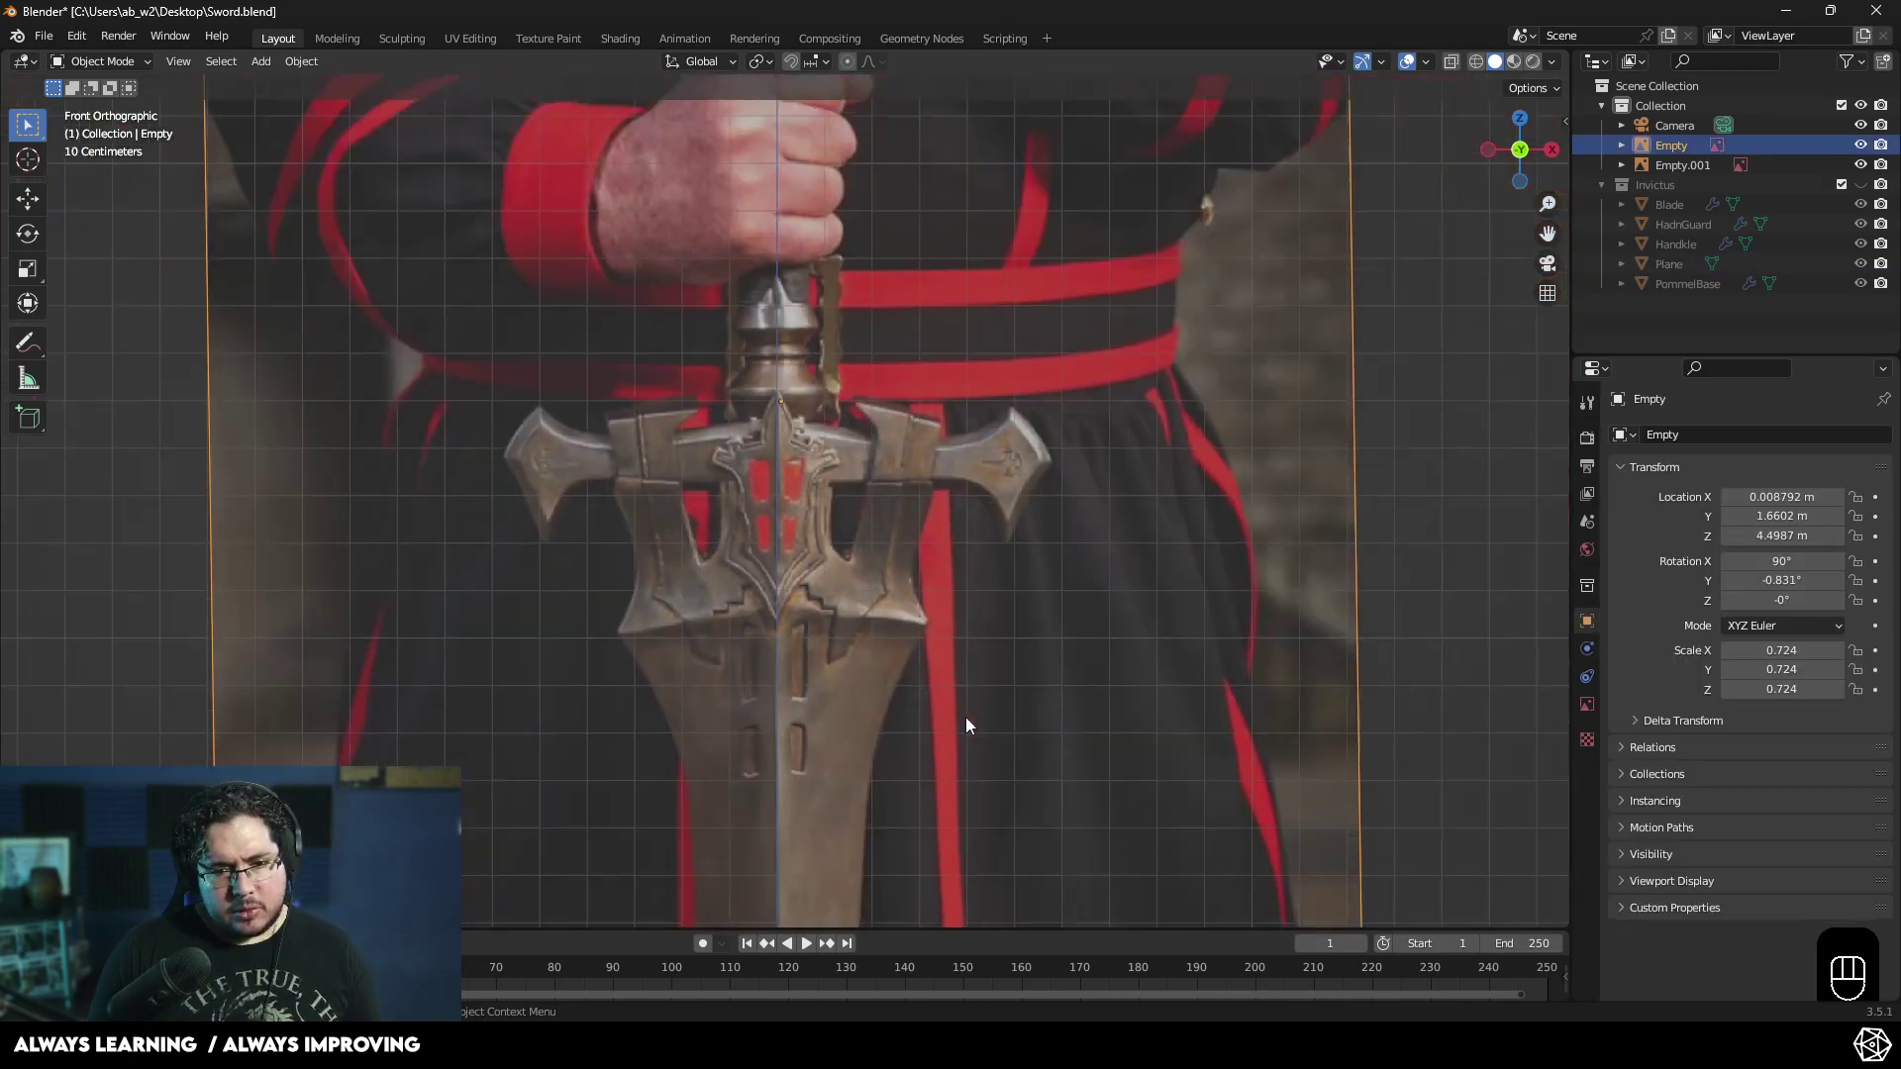
drag(1038, 469, 1064, 400)
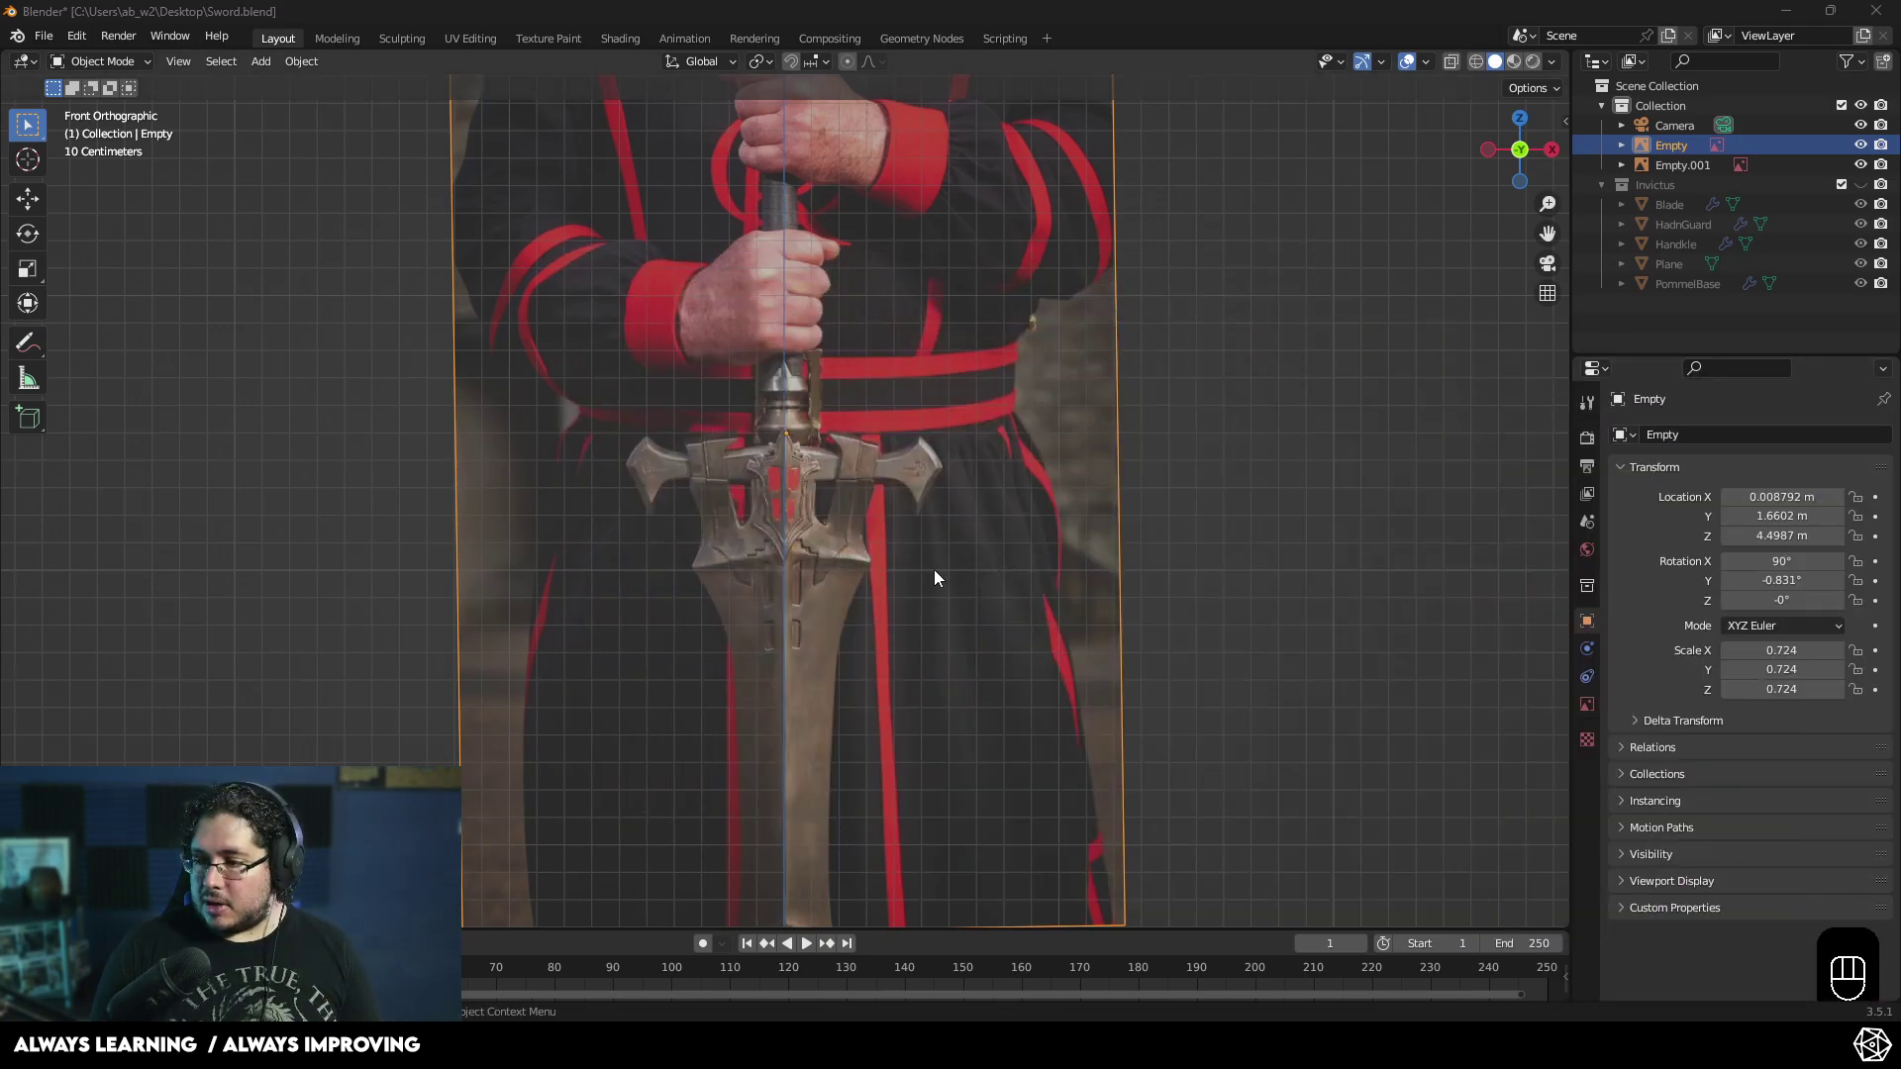
middle_click(802, 501)
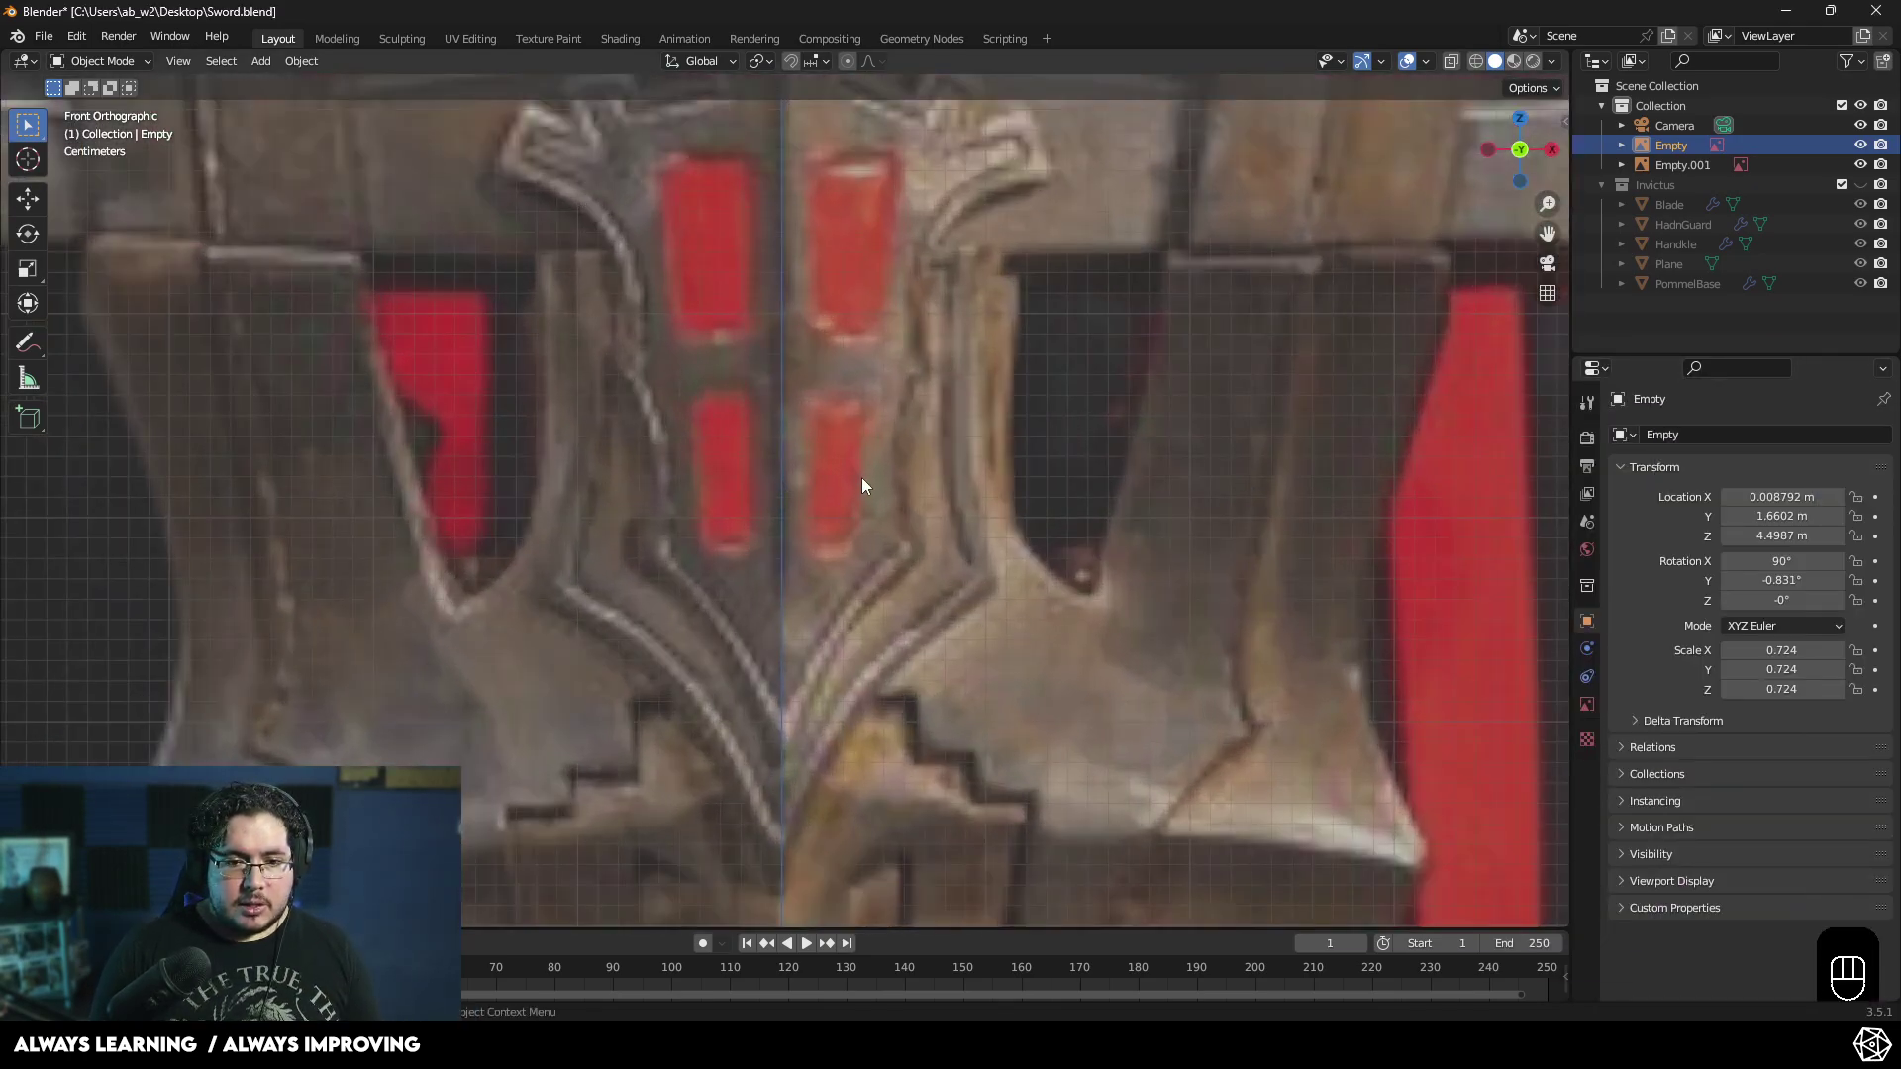
key(shift+s)
key(shift+a)
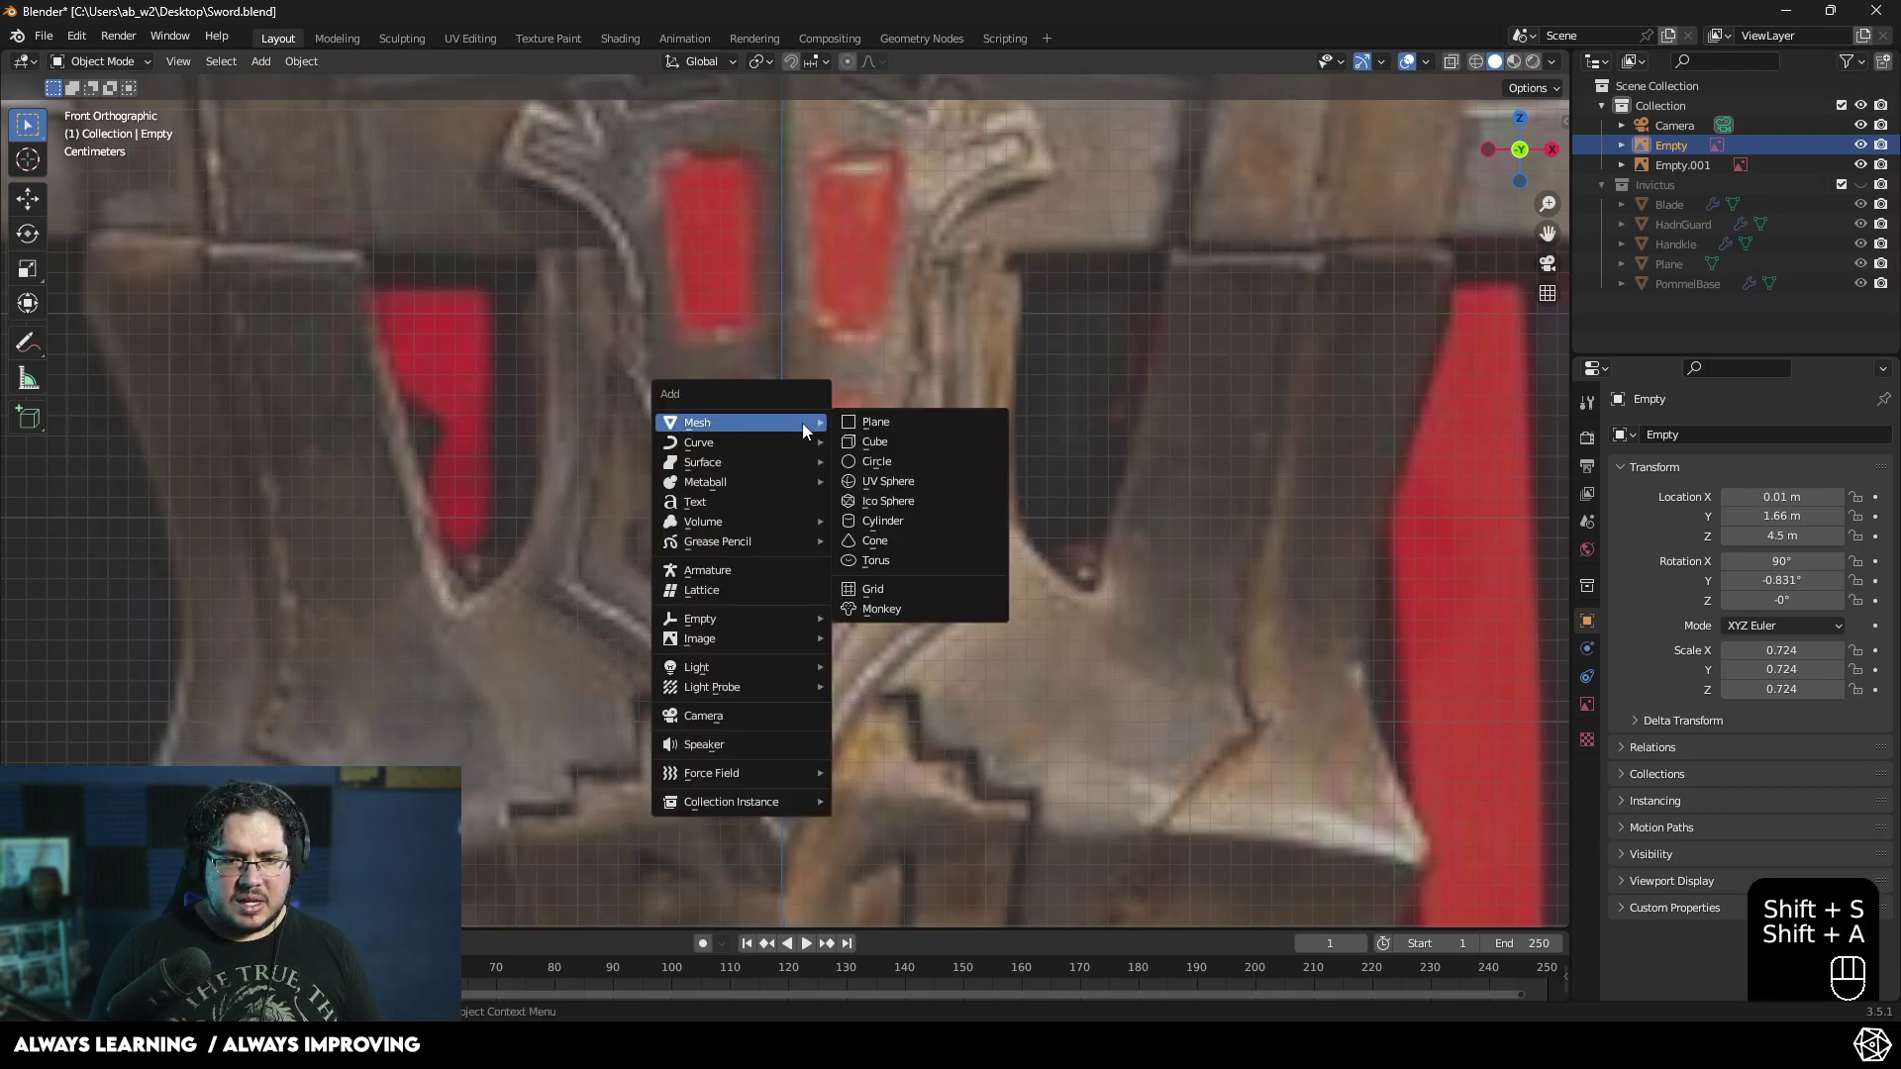
- Add a mesh Plane, rotate it to stand upright and drop it at the crossguard centre
key(g)
click(839, 241)
key(r)
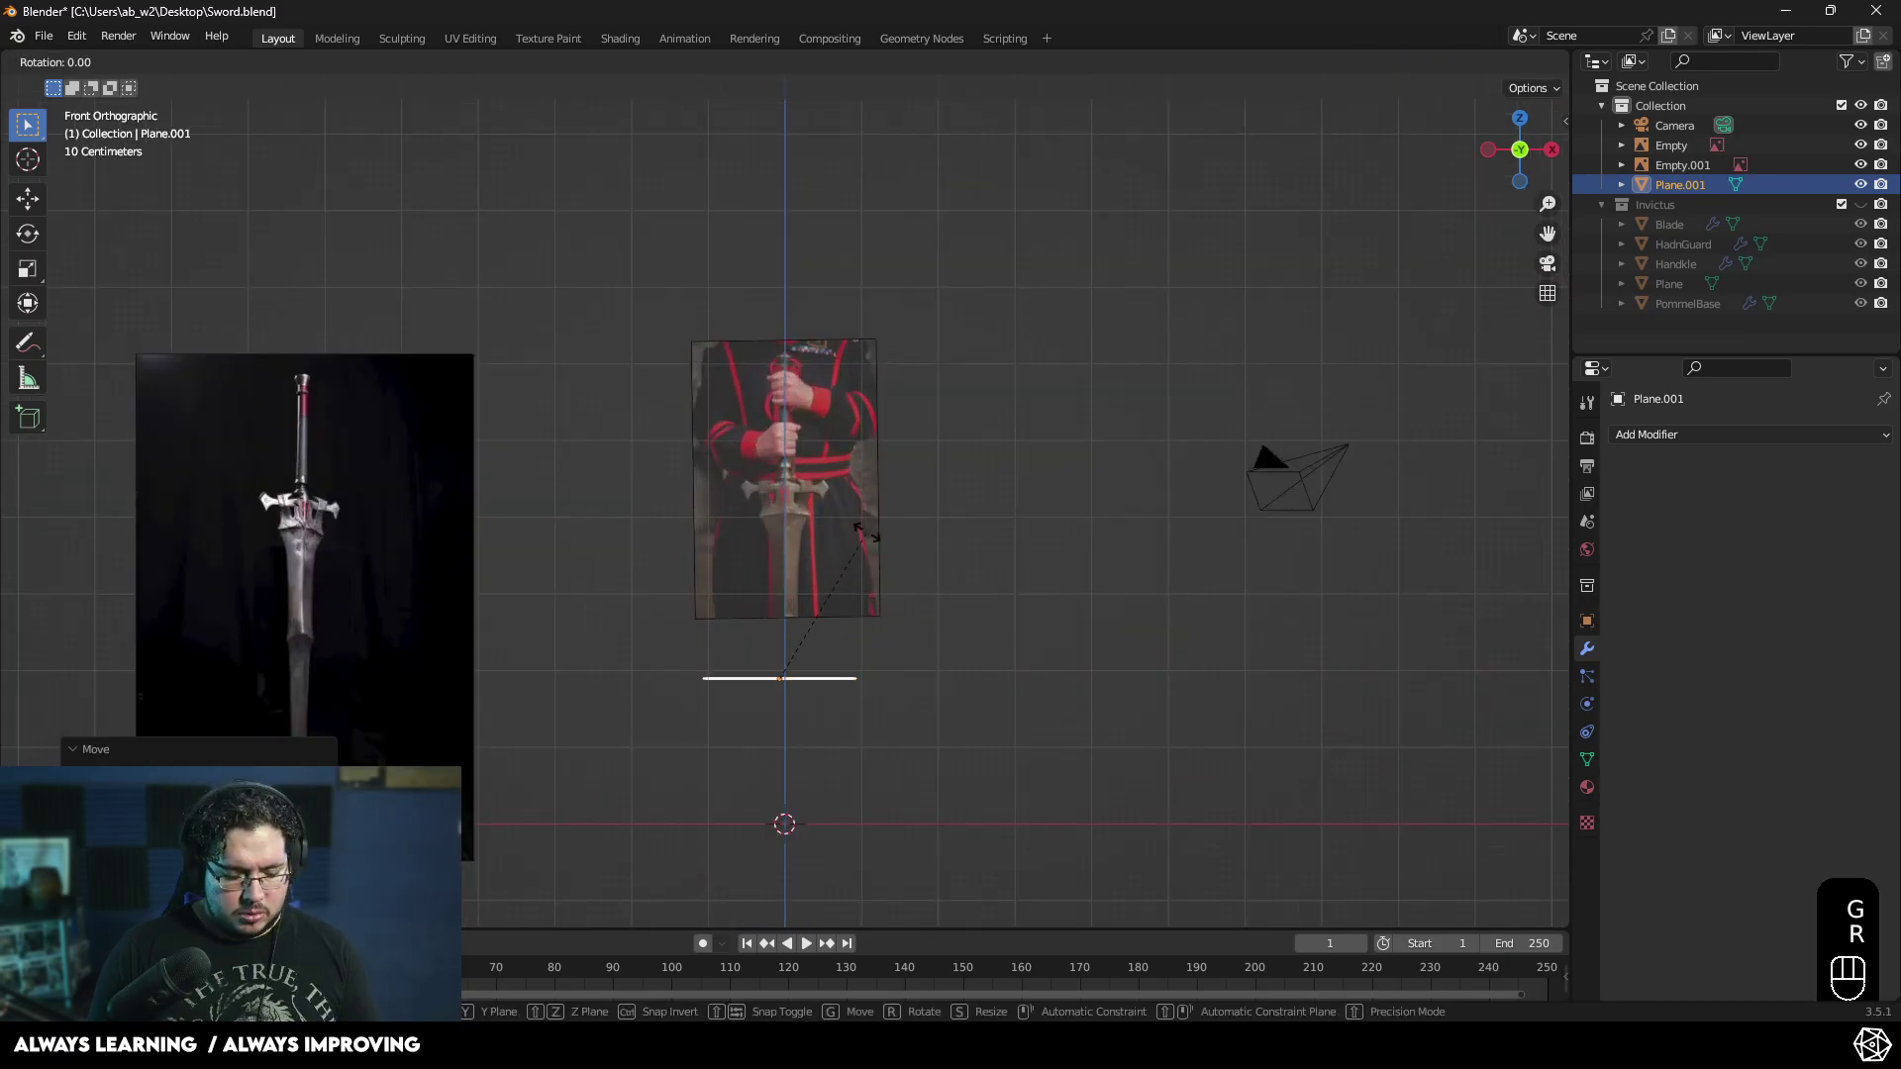
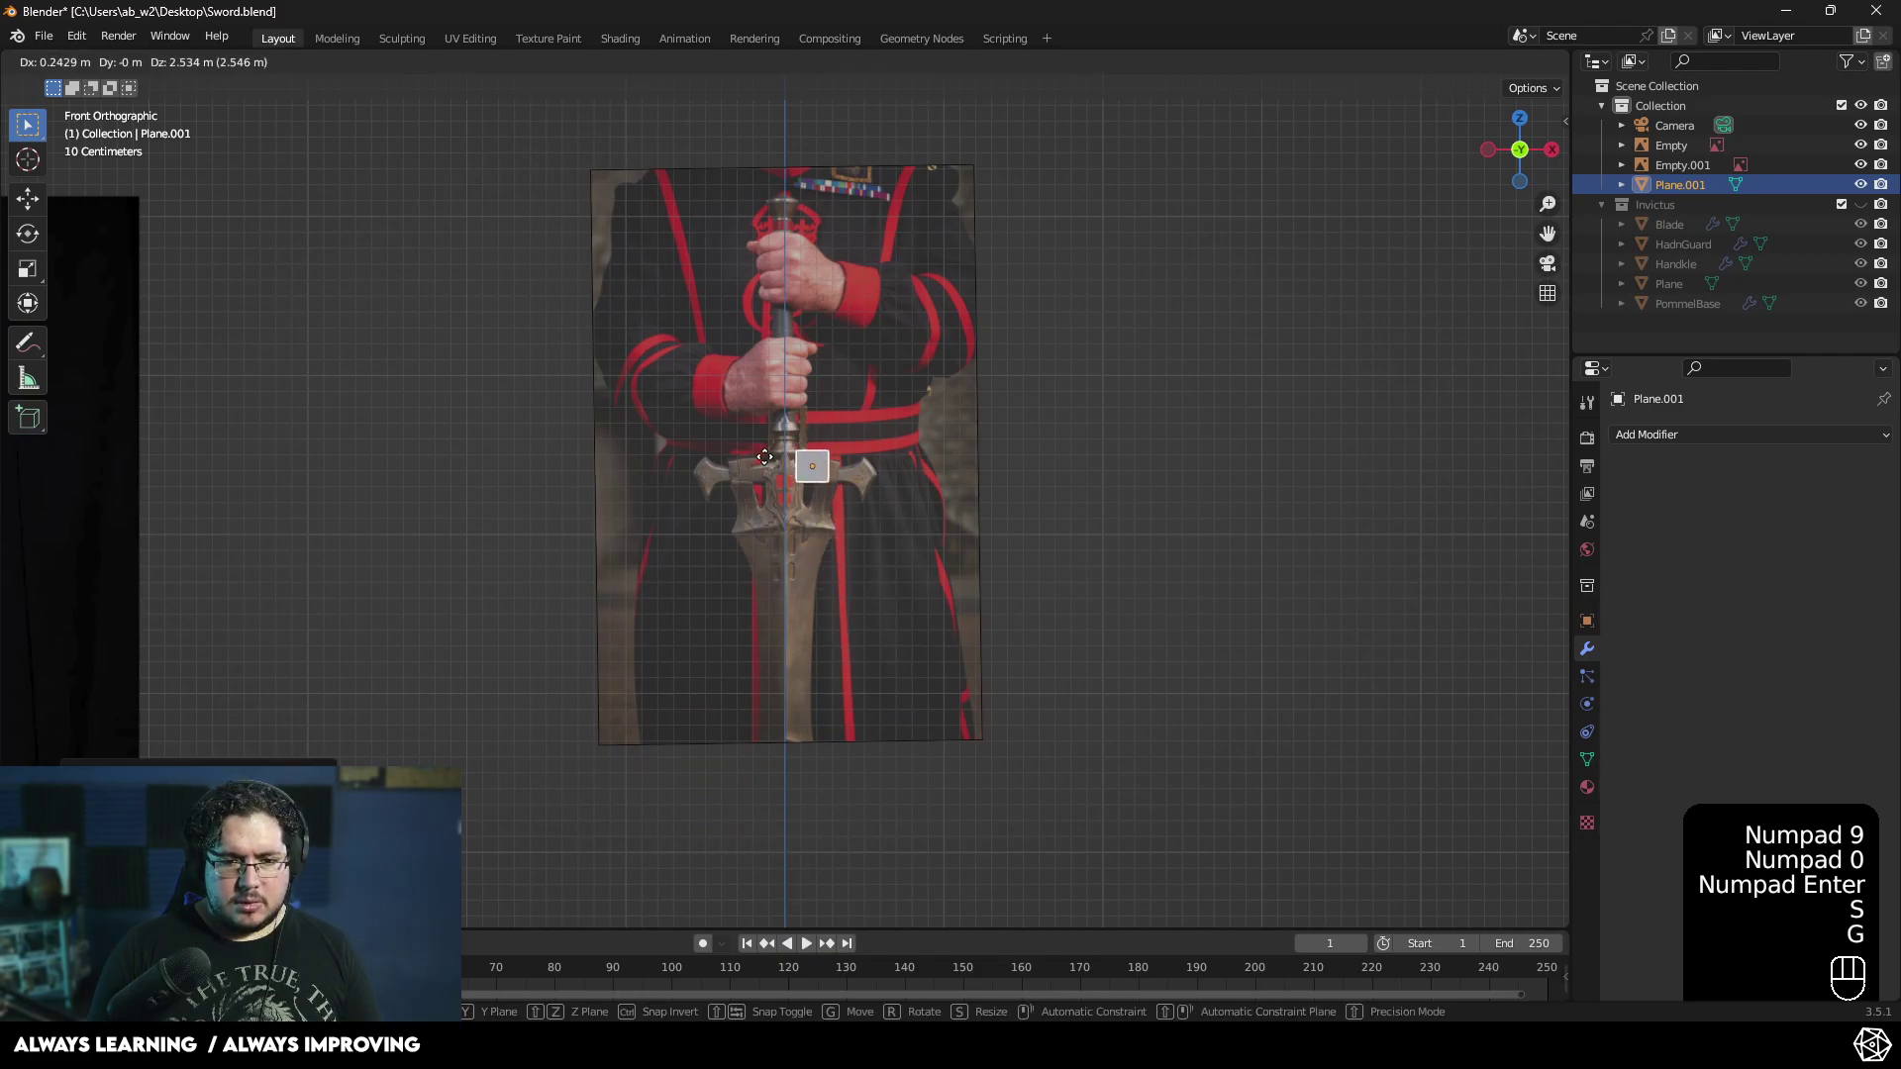
click(769, 462)
middle_click(828, 564)
- Scale the new plane down over the red inset right of centre and enter Edit Mode on it
key(g)
key(s)
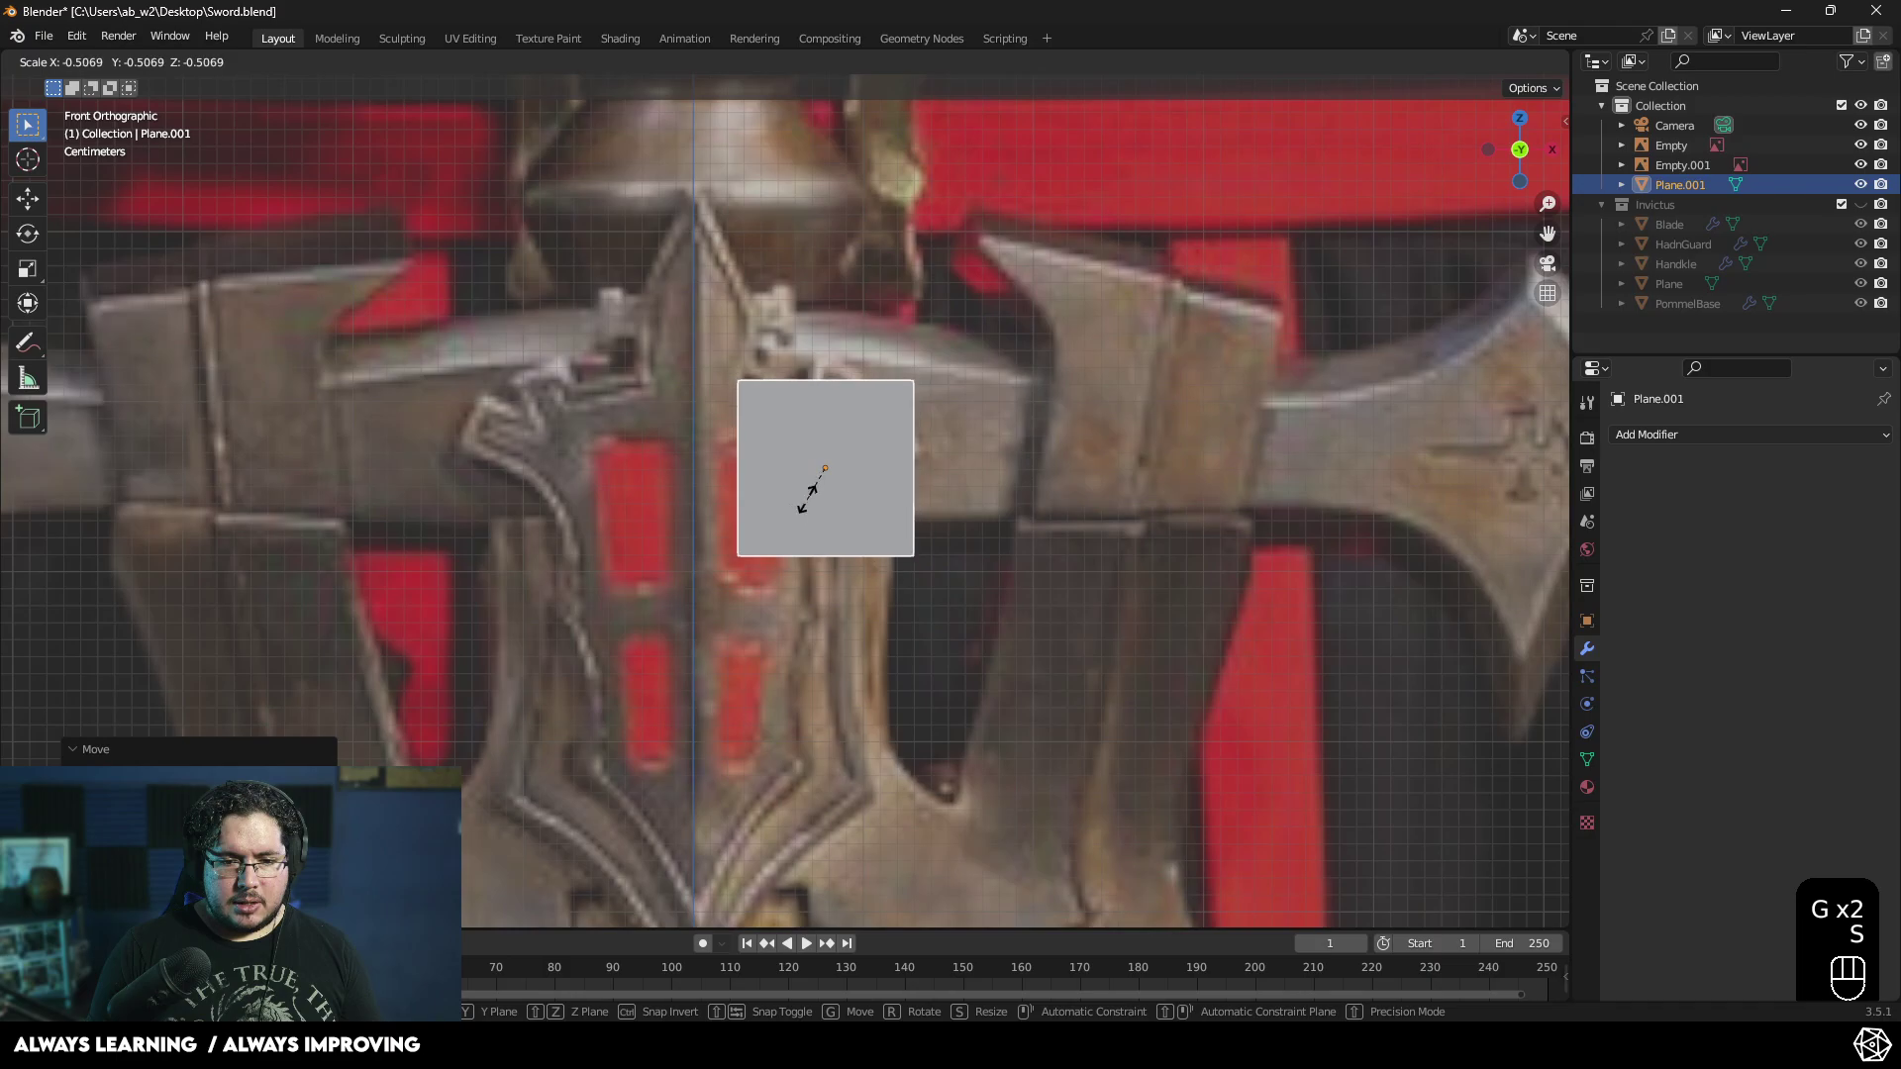
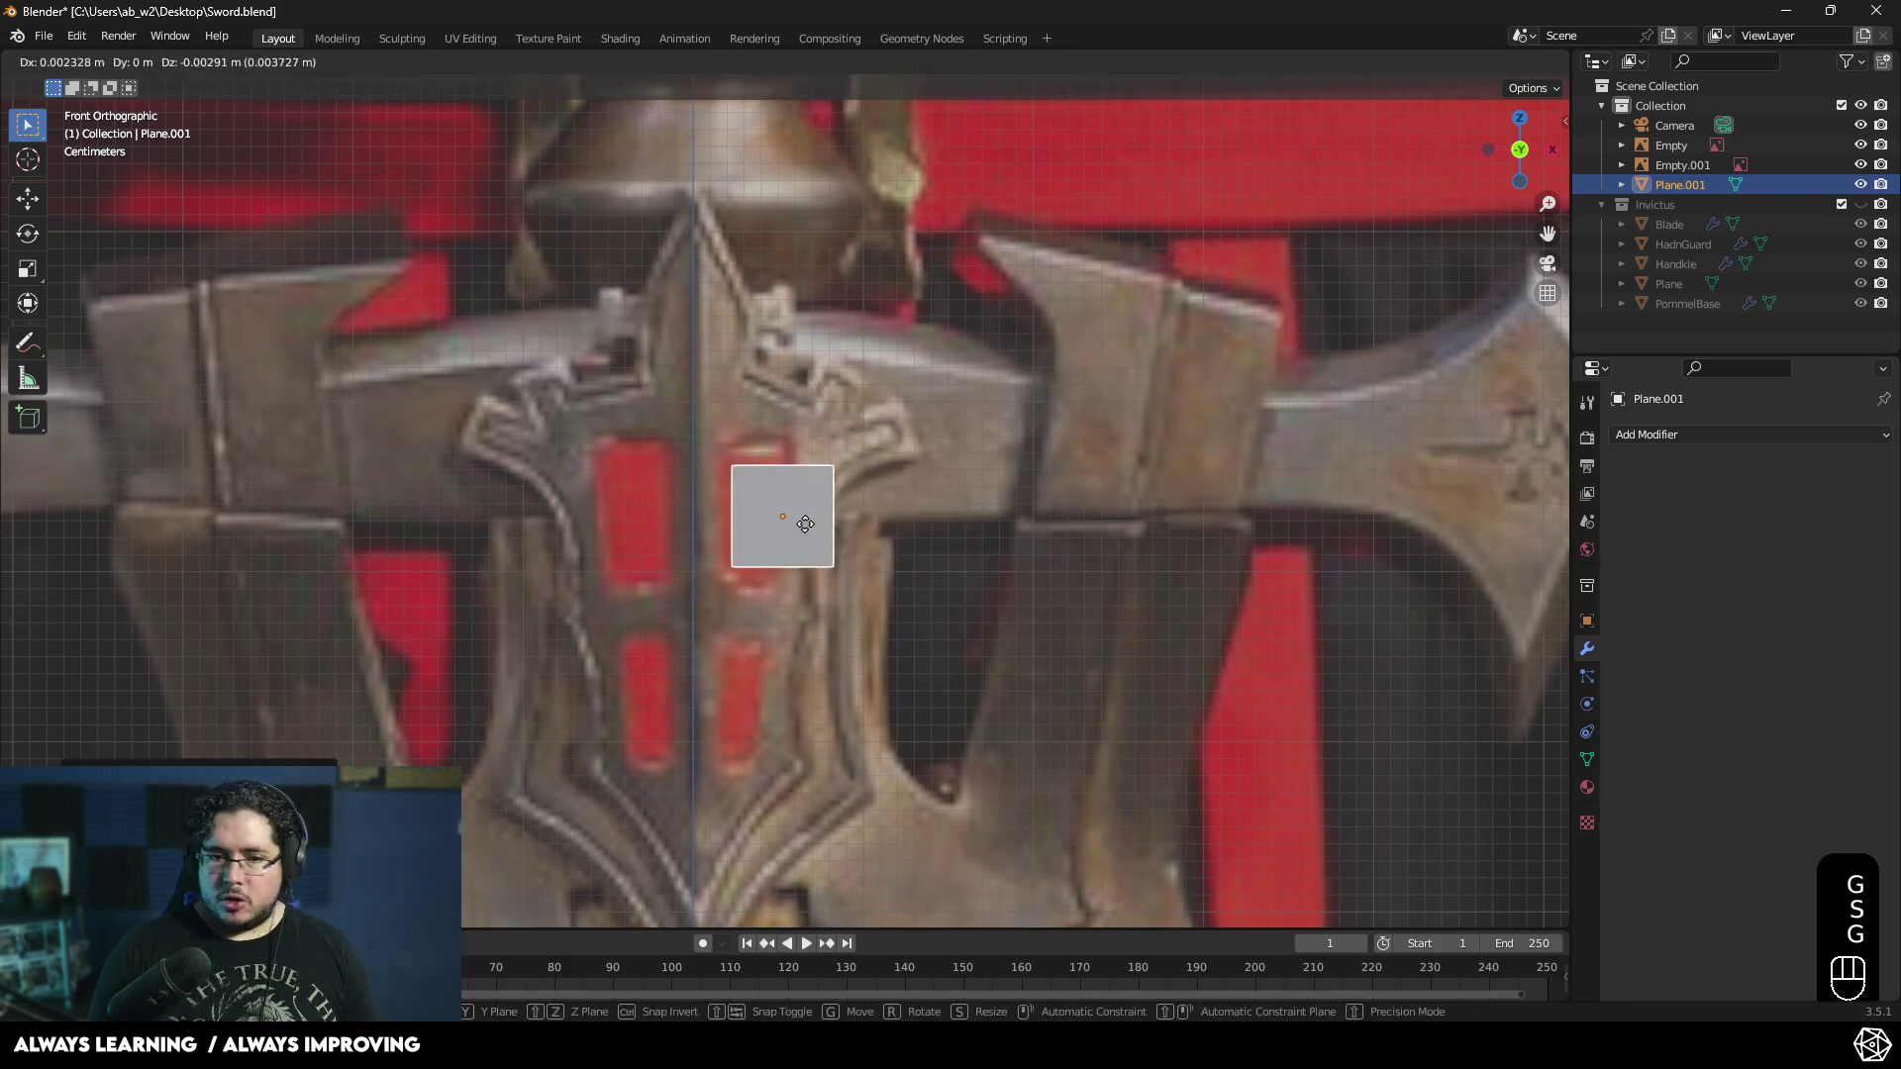
click(824, 542)
drag(837, 529, 828, 439)
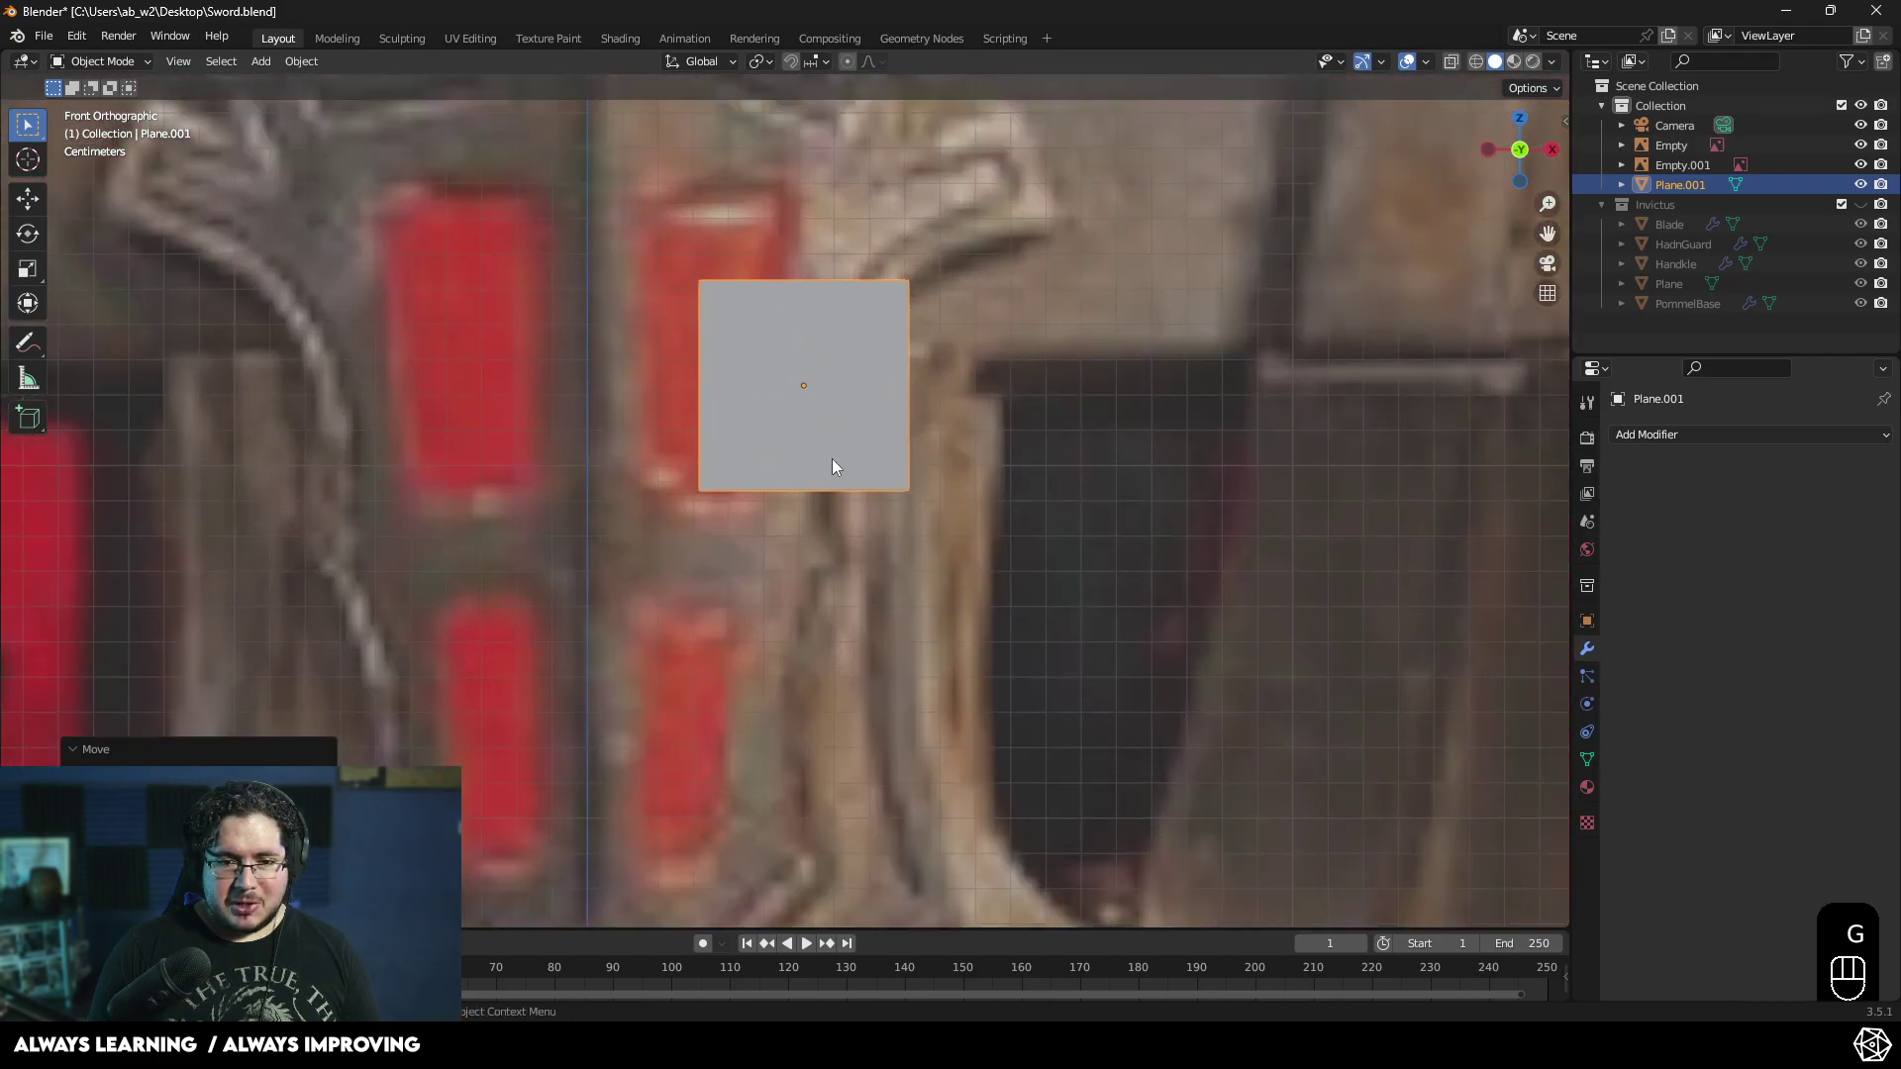
middle_click(827, 452)
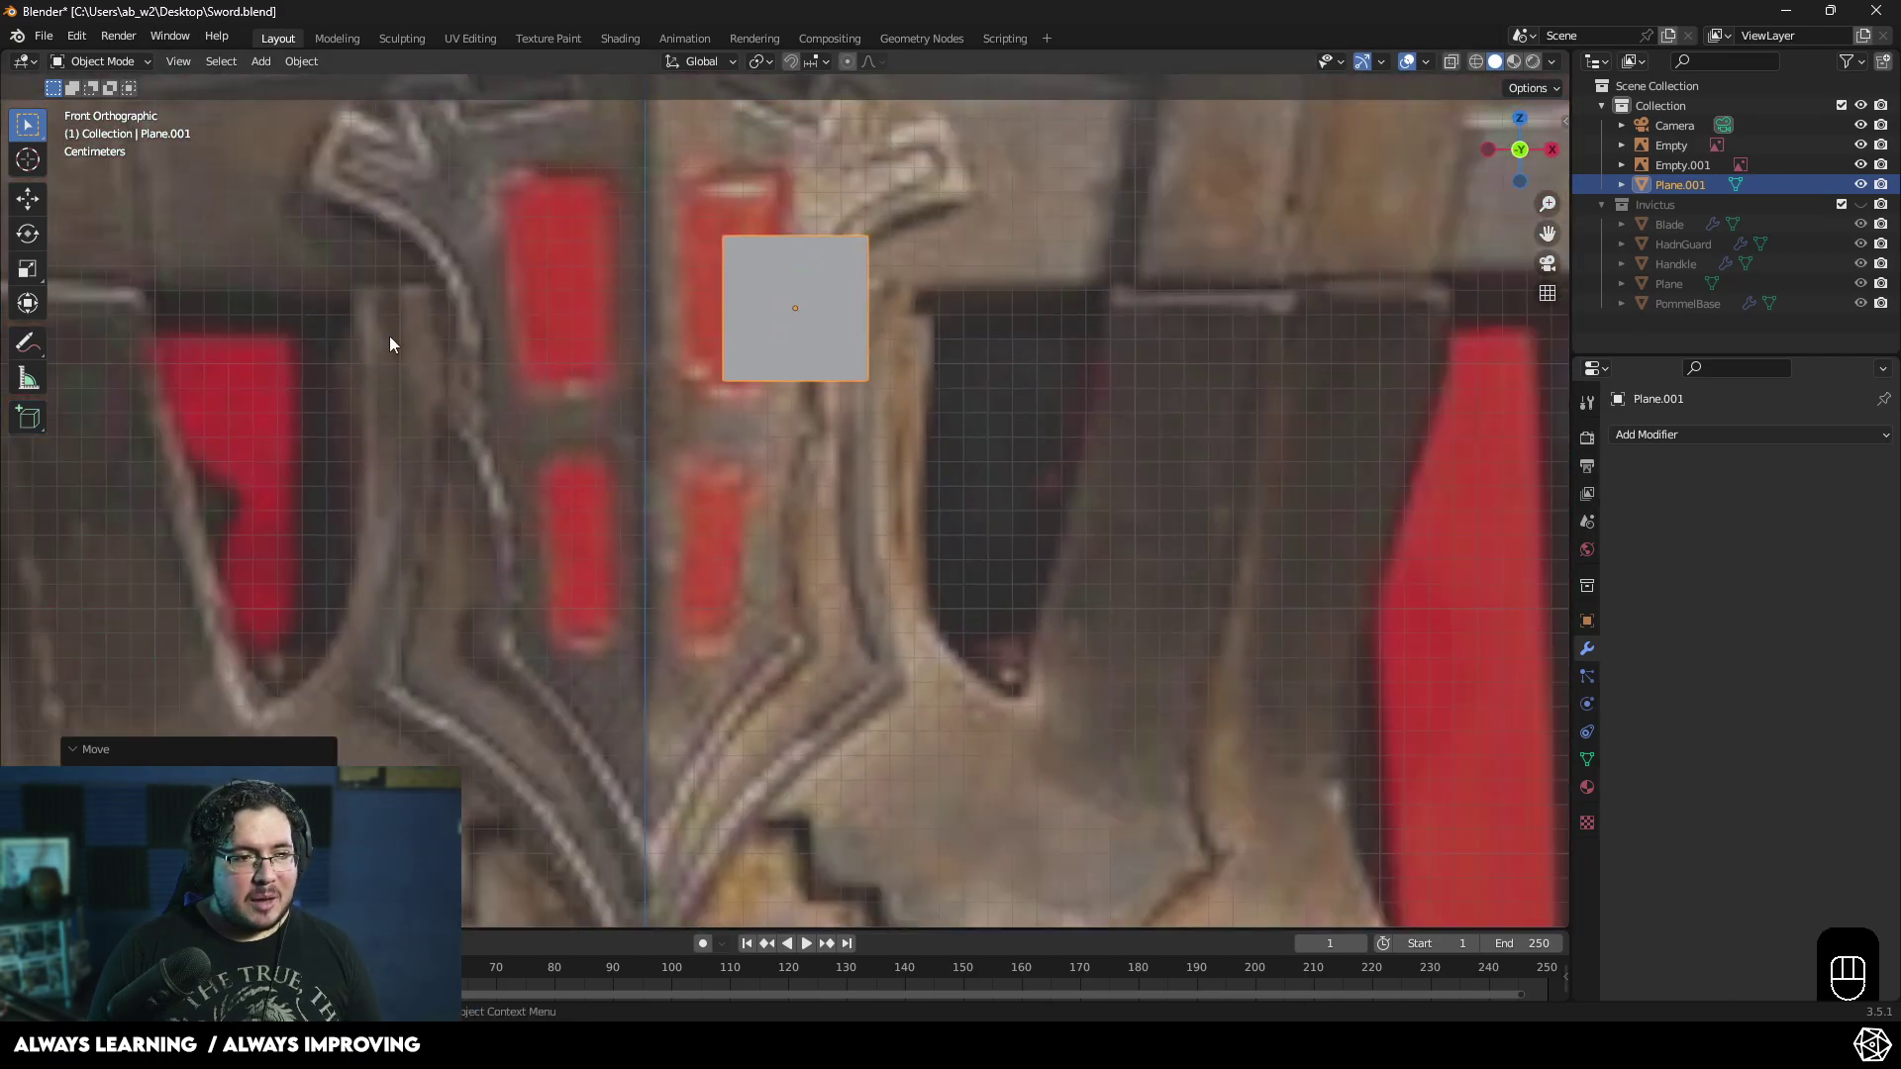
key(Tab)
key(Tab)
key(Tab)
- Leave Edit Mode, switch to wireframe shading and front view with the reference collection hidden
key(z)
middle_click(786, 322)
key(2)
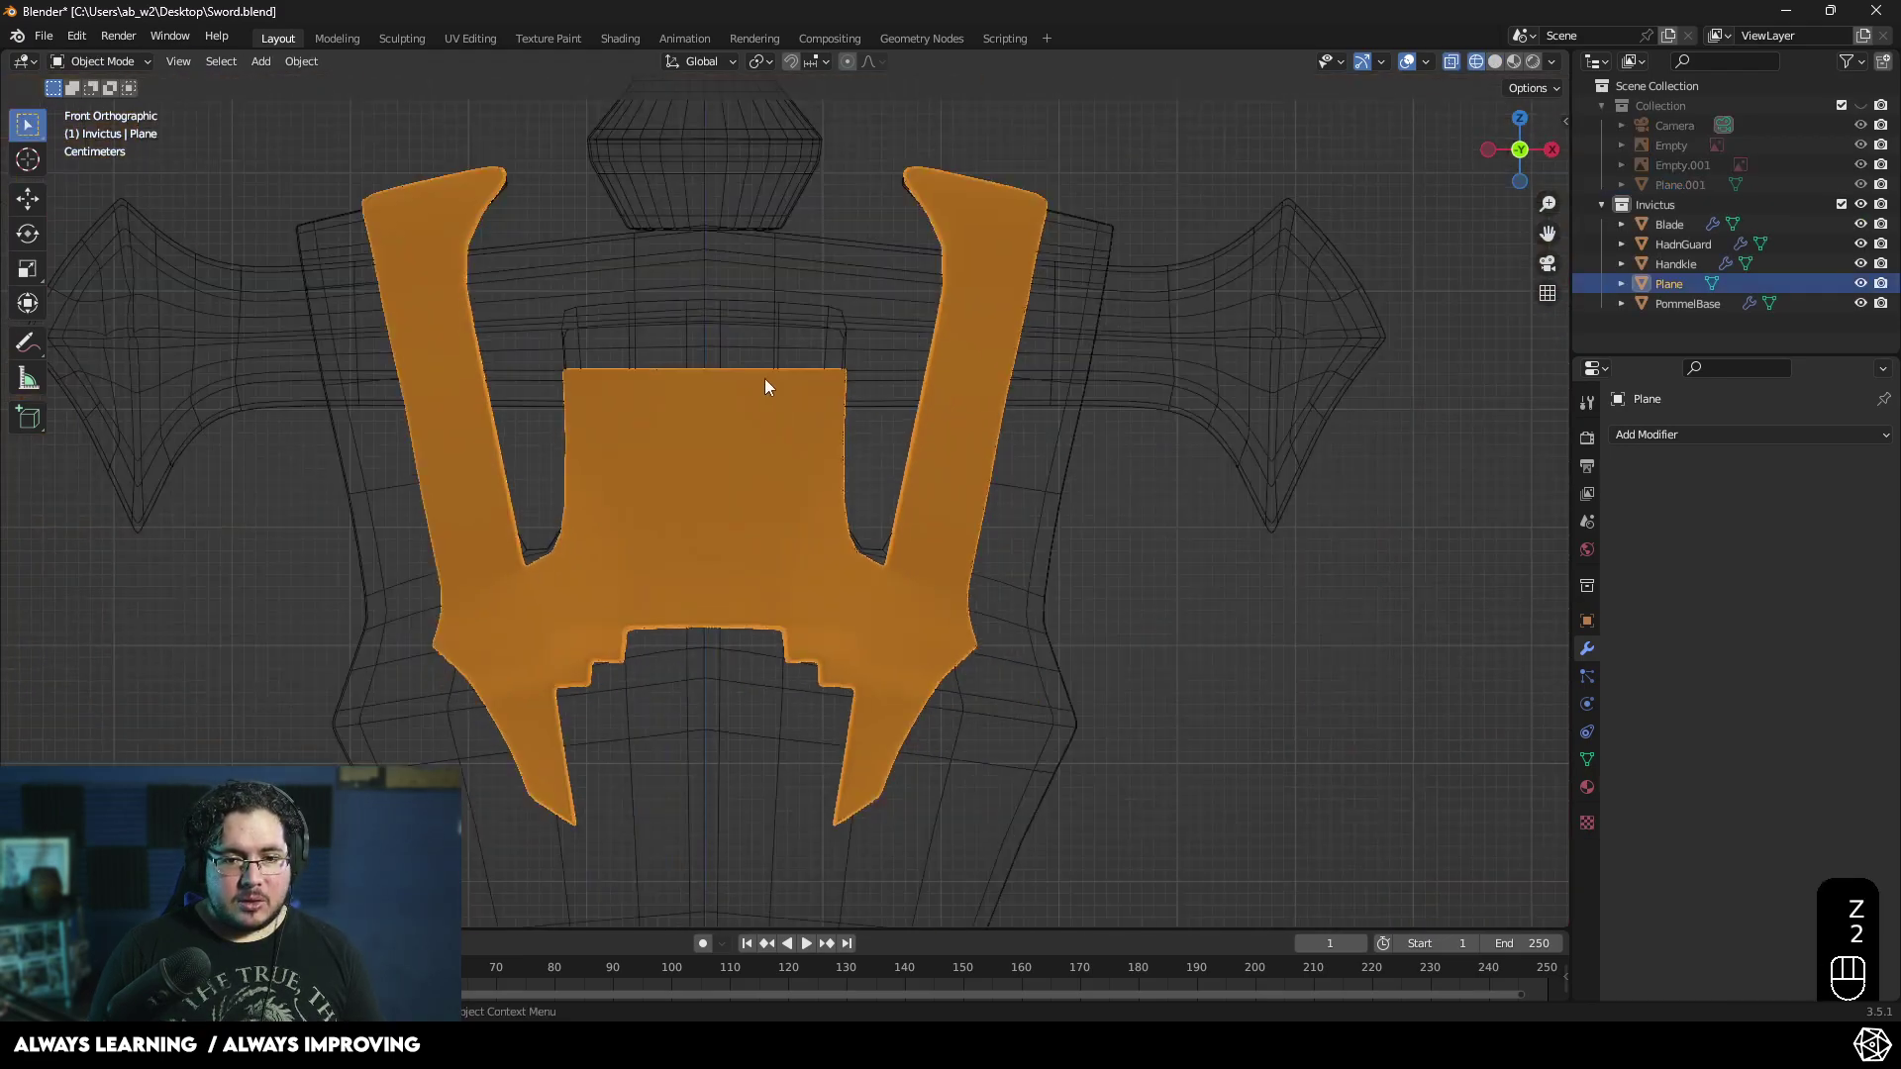
key(KP_1)
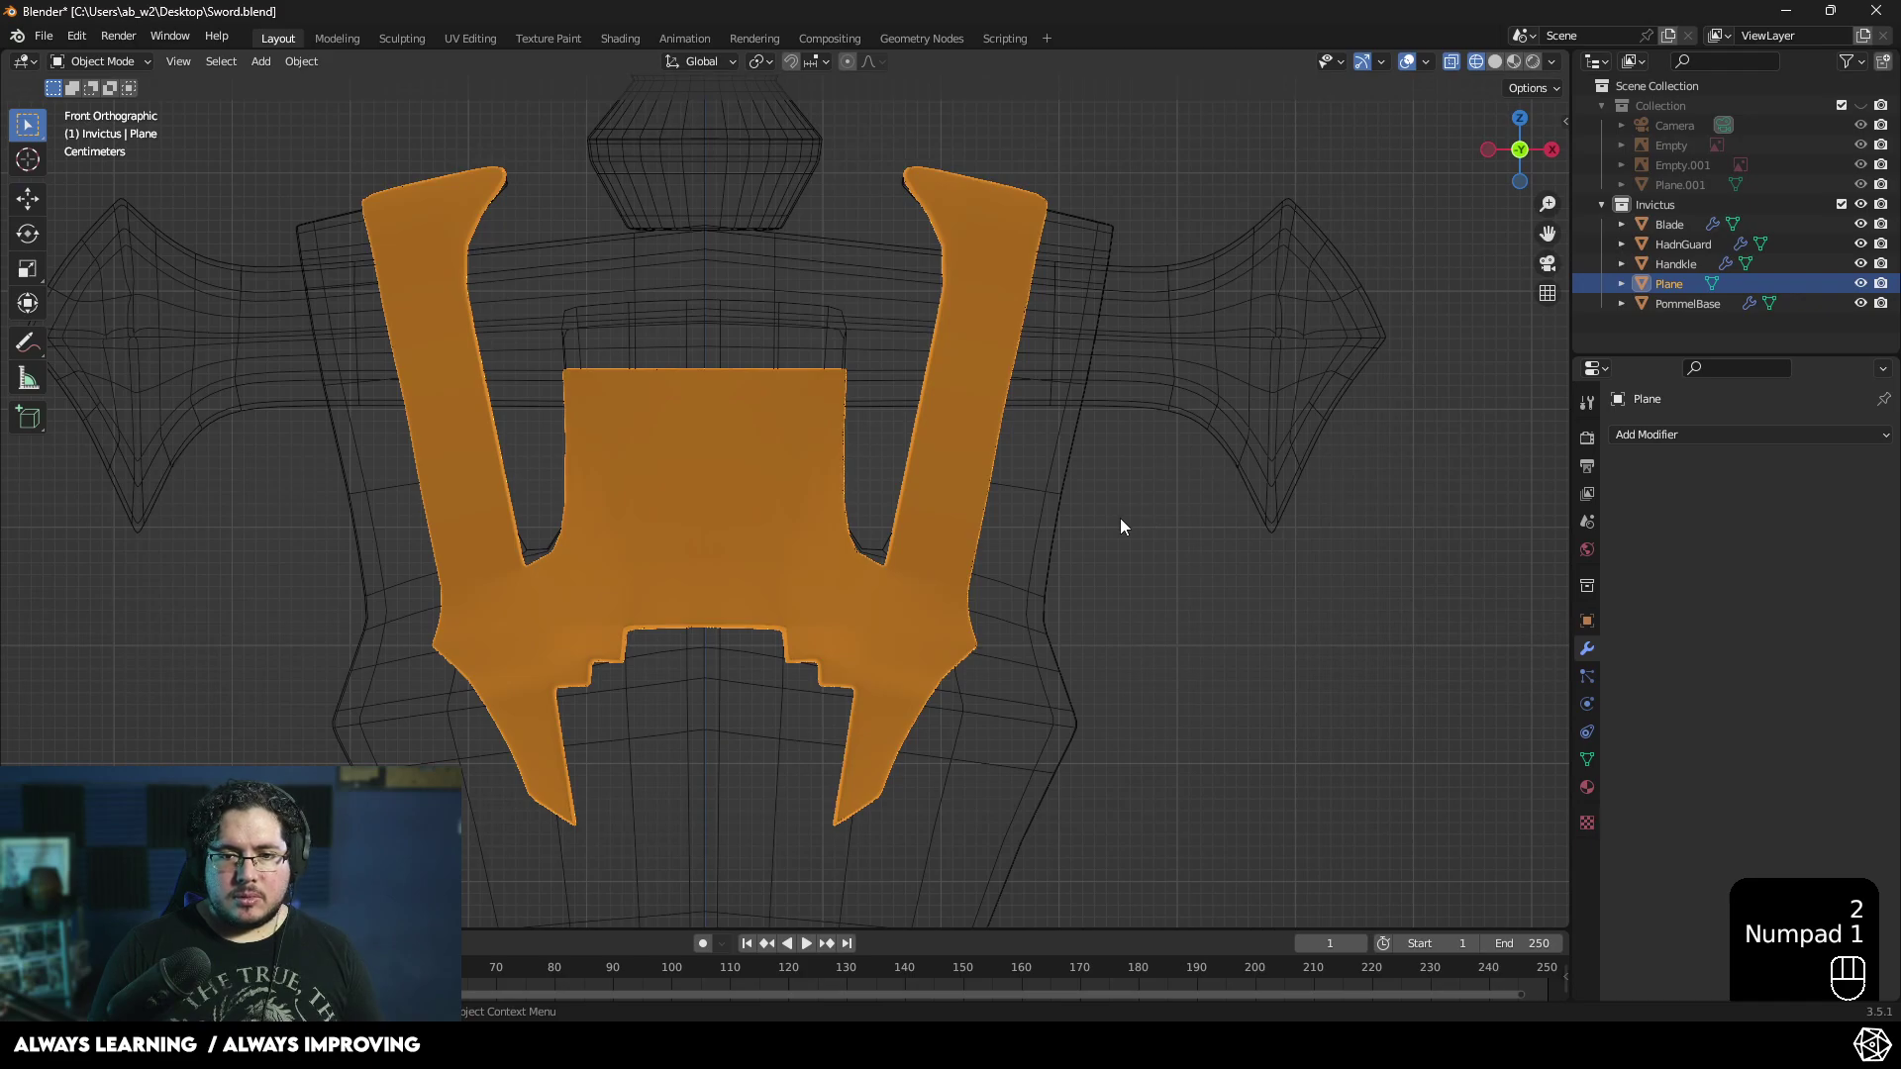
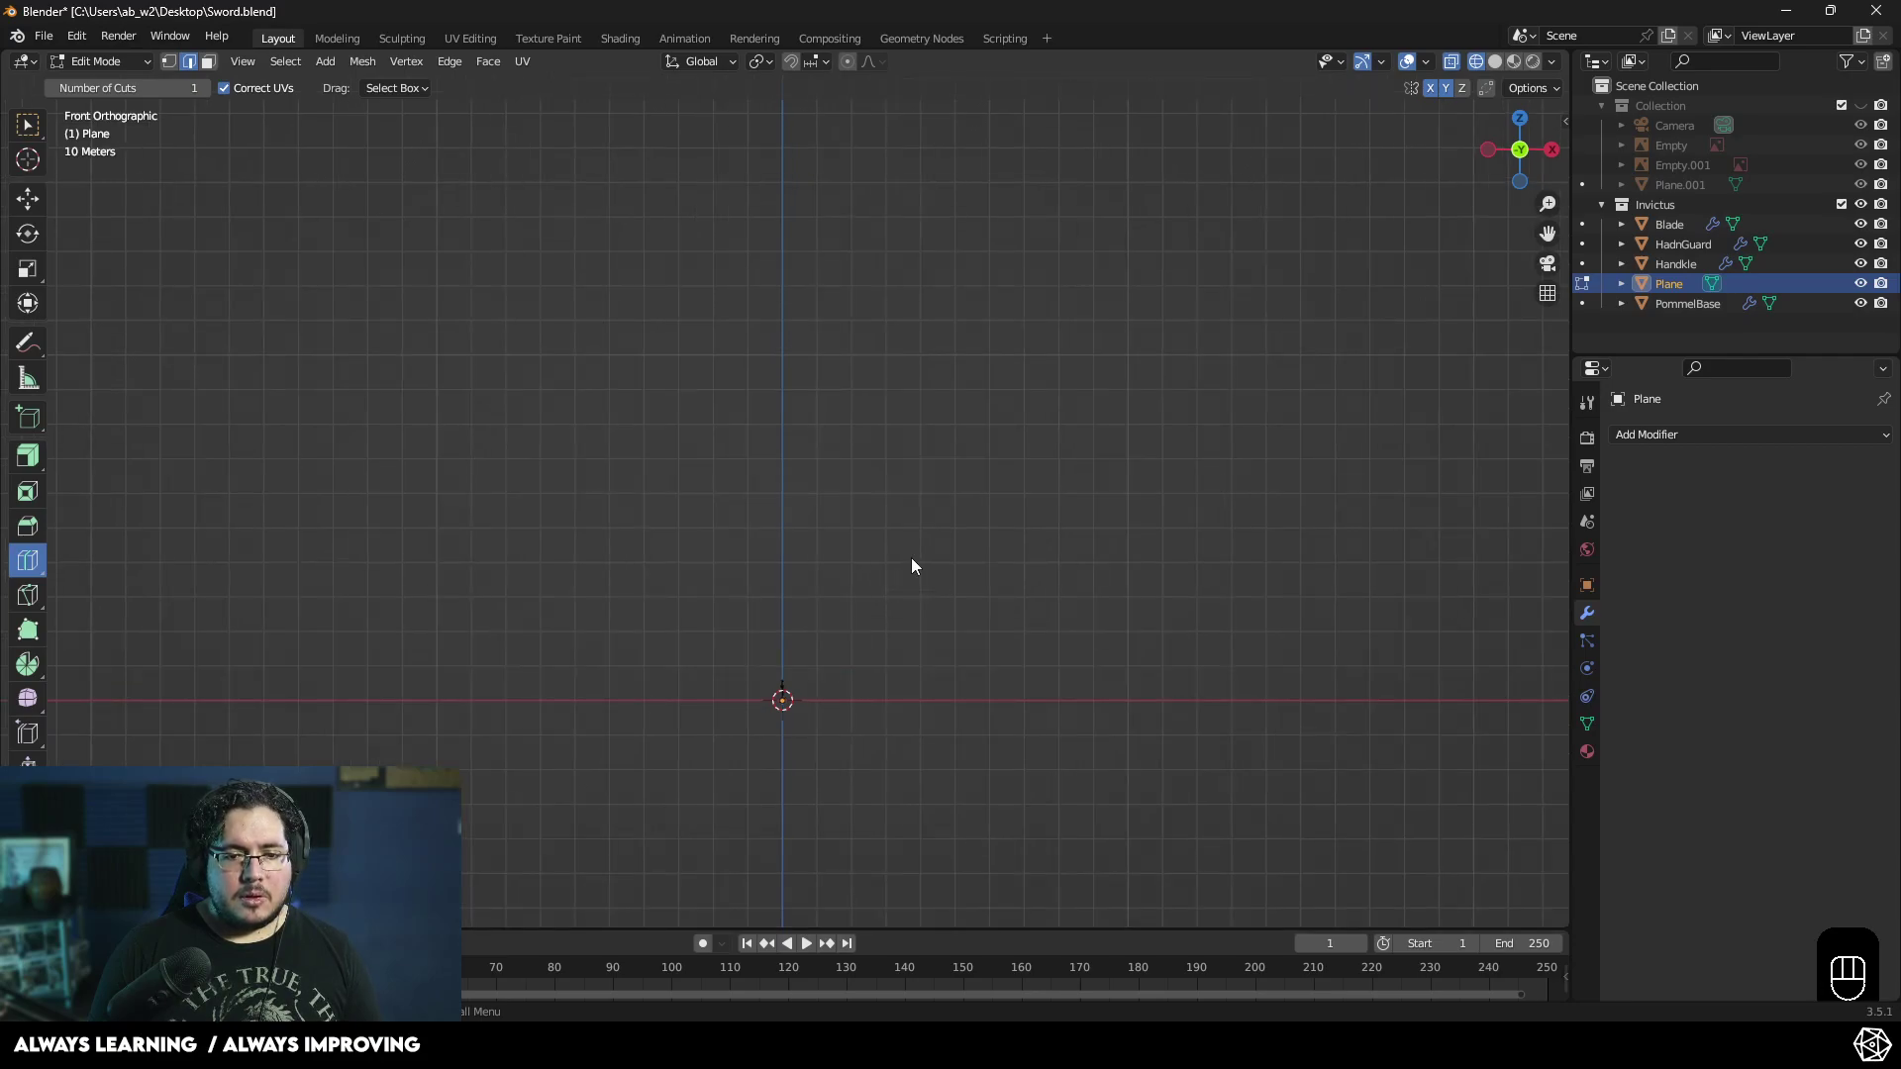
key(Tab)
- Orbit around to a perspective view of the wireframe sword and its guard plane
middle_click(891, 431)
drag(964, 522, 1148, 504)
drag(920, 427, 910, 644)
drag(825, 360, 697, 344)
drag(818, 545, 1052, 653)
middle_click(1073, 484)
middle_click(1074, 474)
drag(1013, 459, 1037, 504)
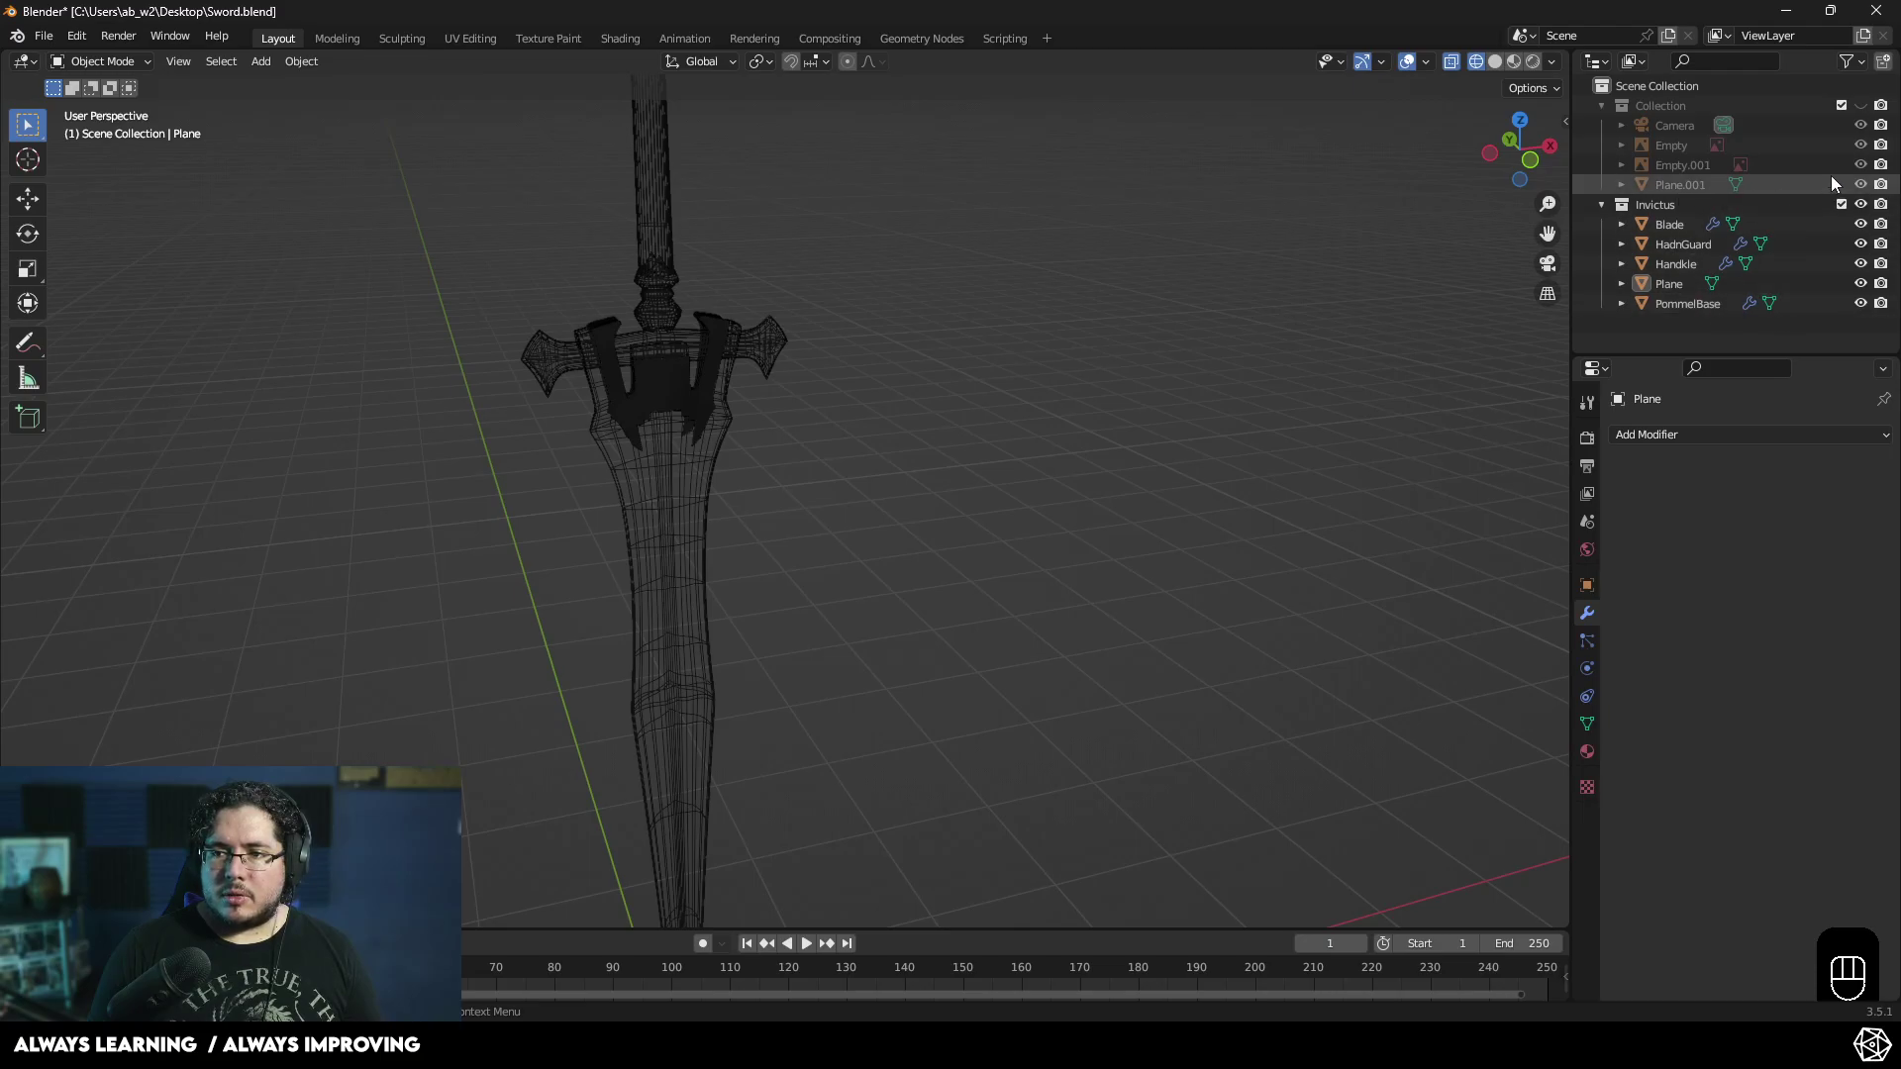
- Unhide the reference Collection, select Plane.001 and zoom the front view onto the crossguard insets
click(1876, 108)
middle_click(1073, 402)
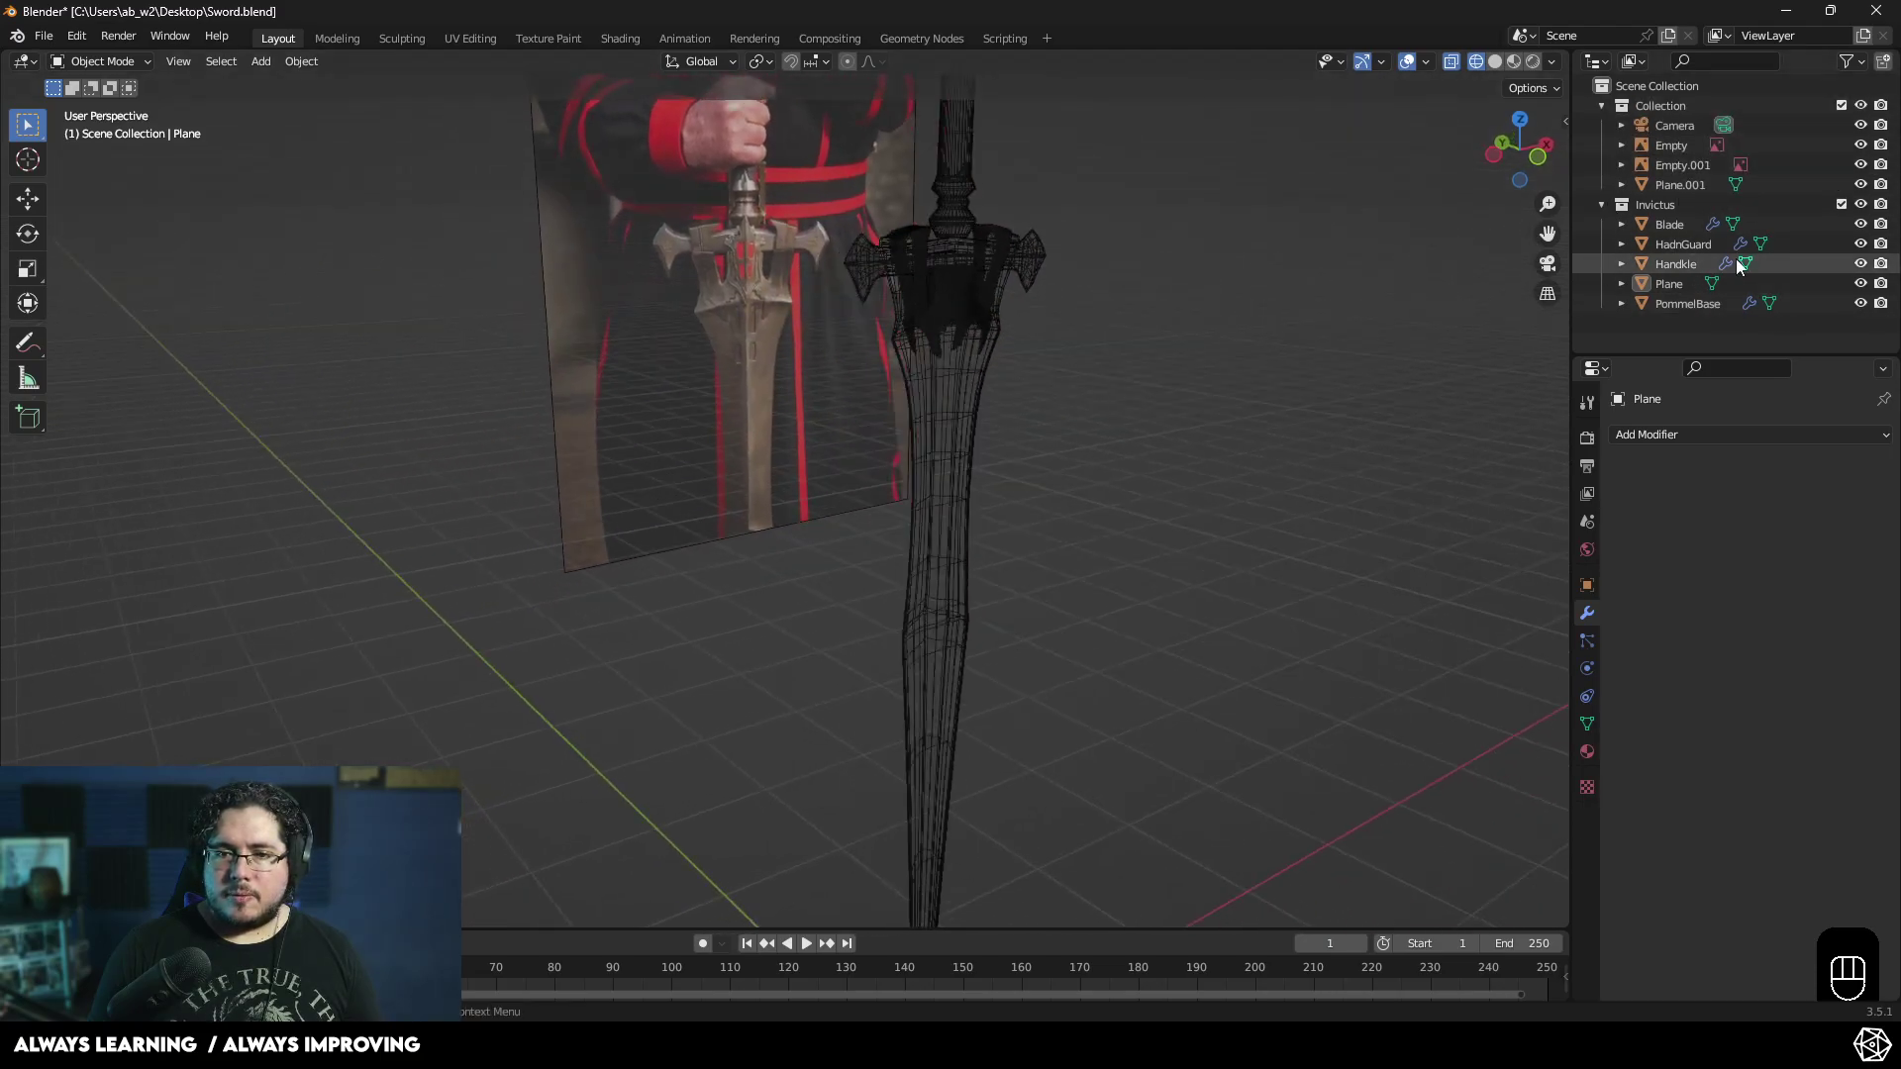
click(1874, 203)
middle_click(1113, 449)
middle_click(741, 574)
key(KP_1)
middle_click(763, 622)
drag(889, 550, 851, 510)
drag(994, 600, 911, 524)
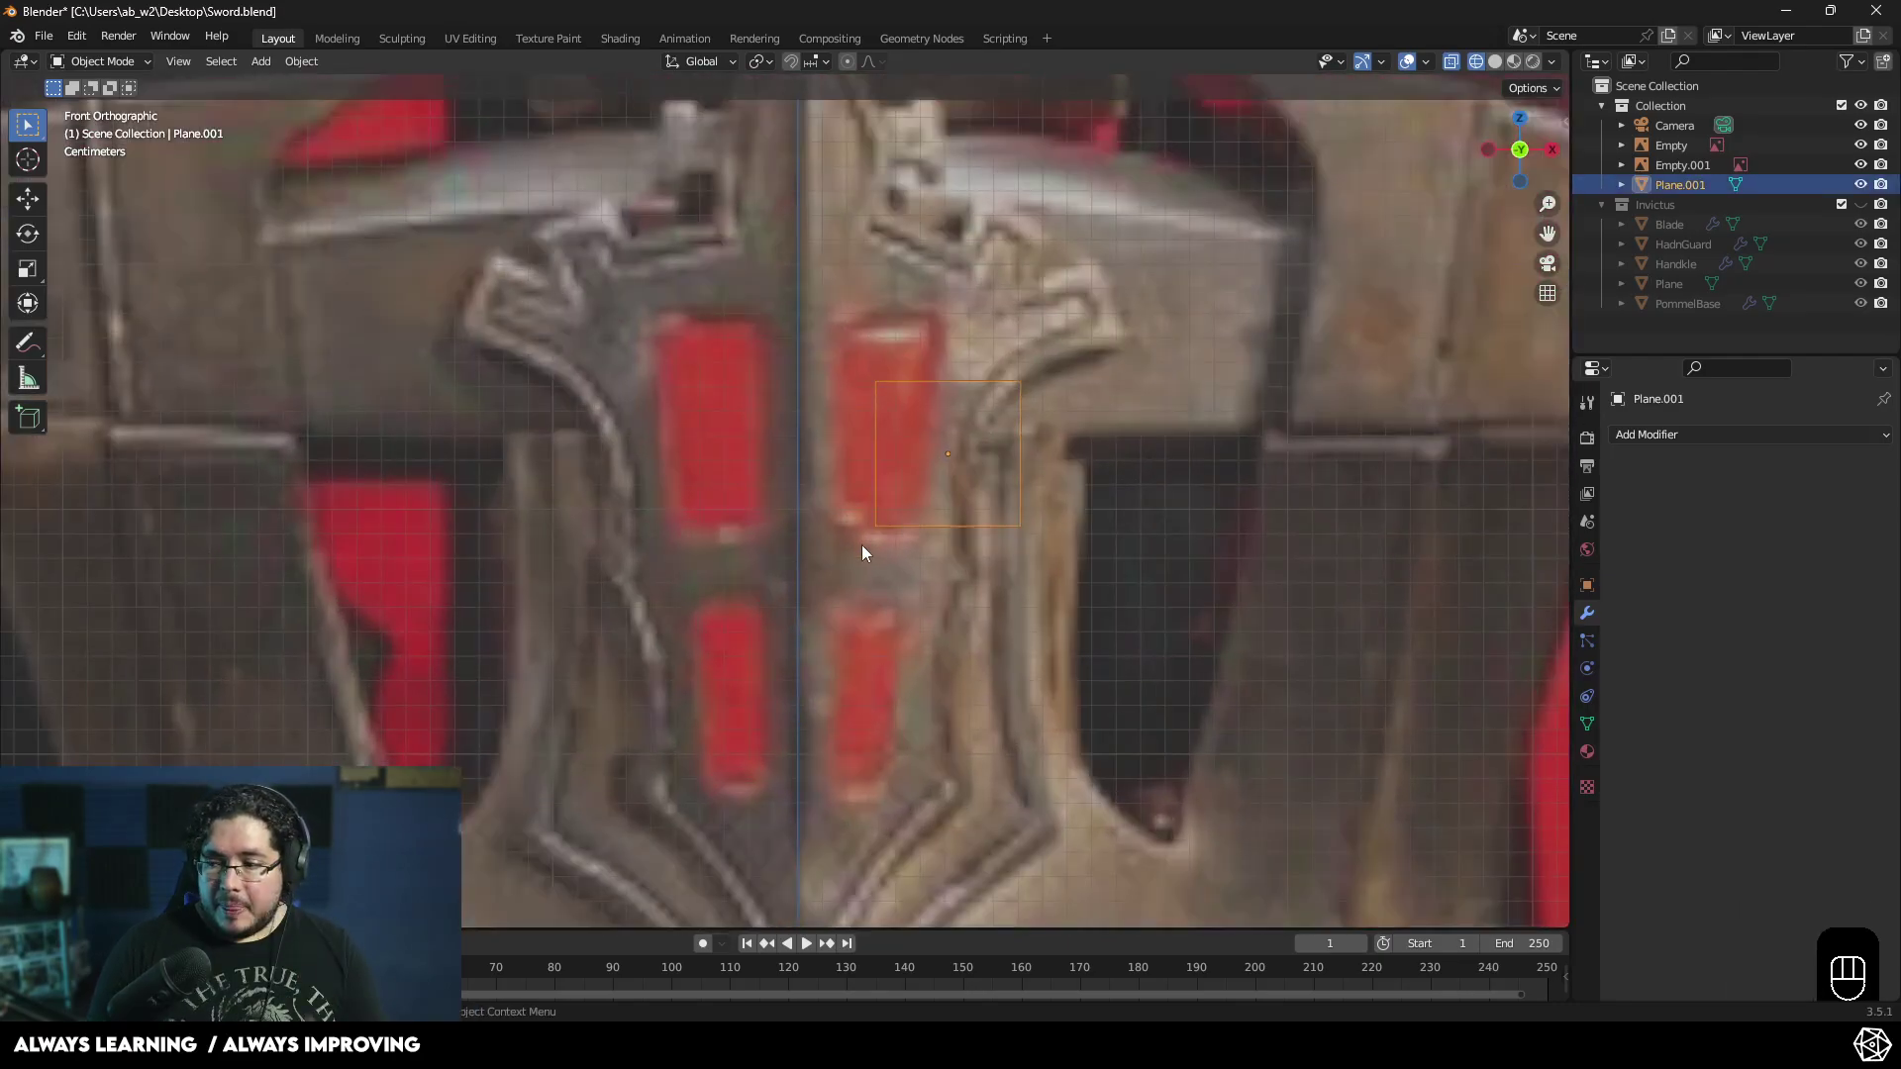
middle_click(893, 464)
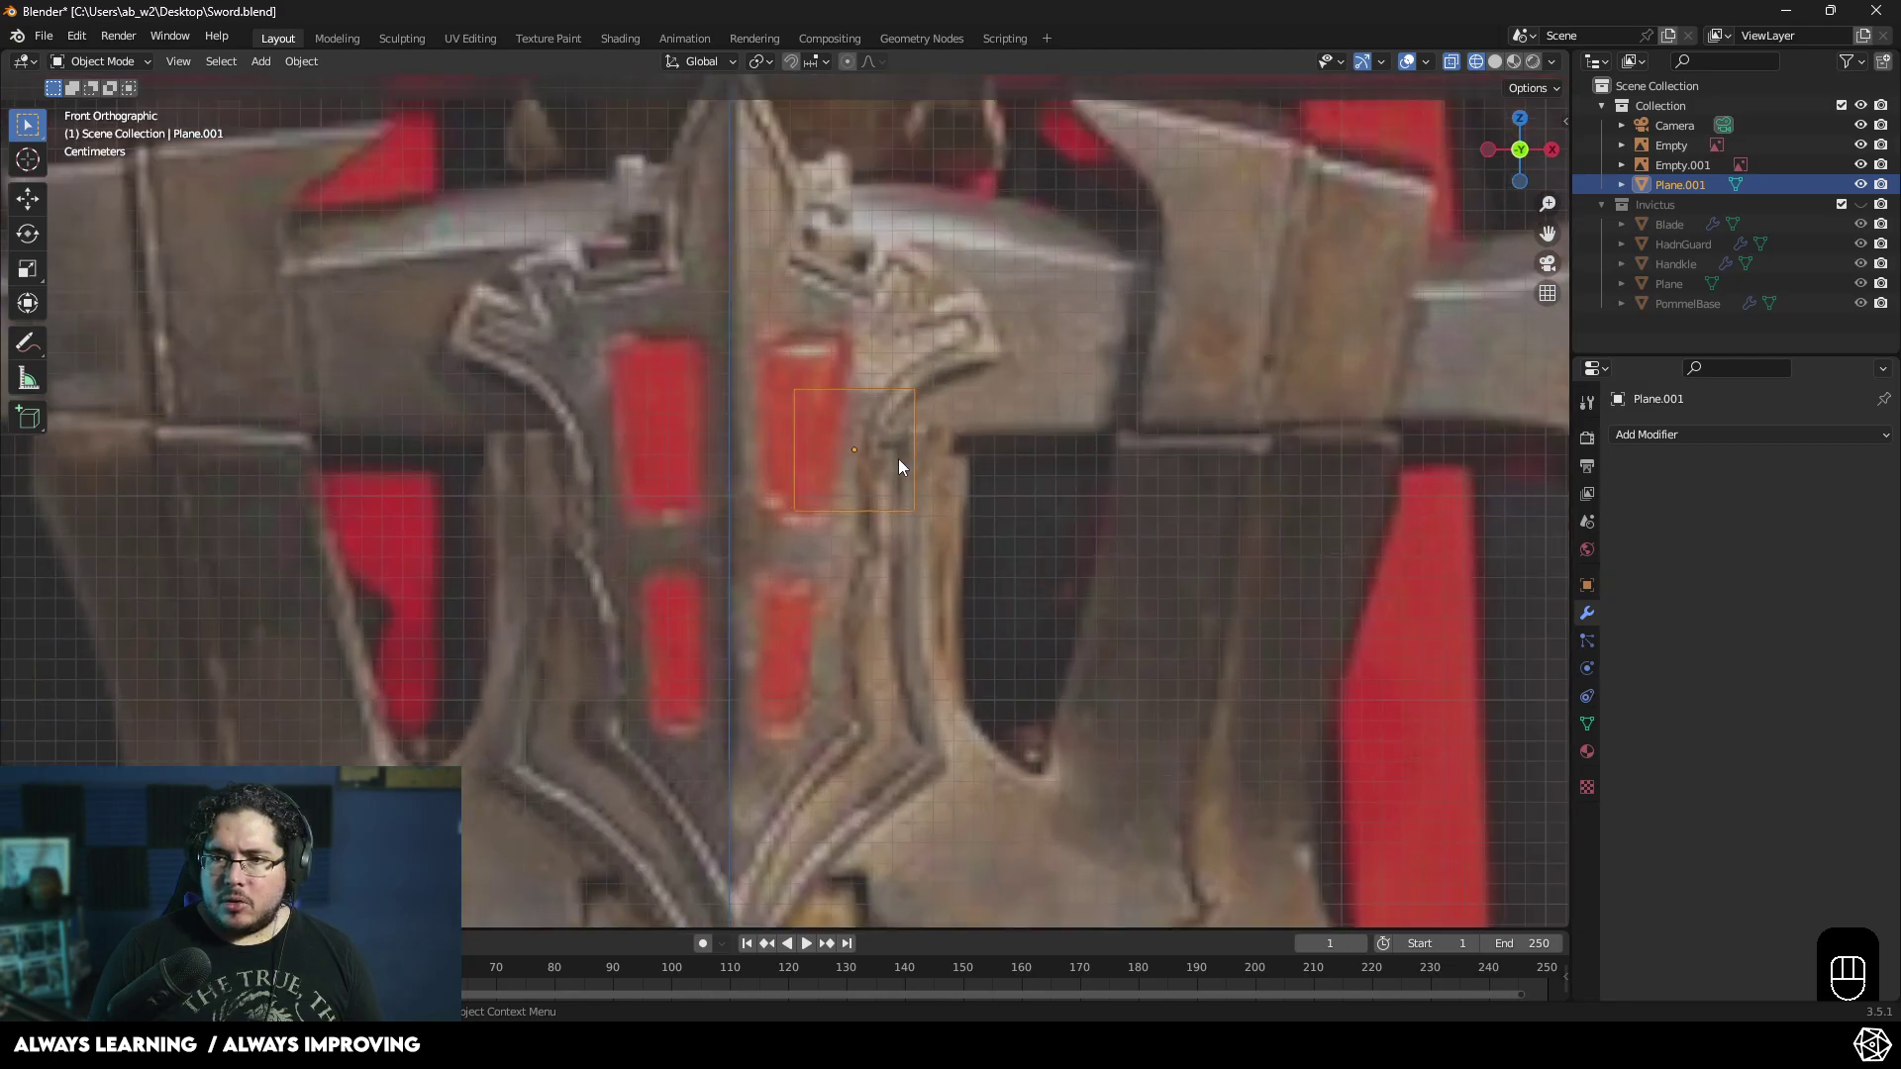
- Move Plane.001 onto the upper red inset right of centre and enter Edit Mode on it
key(g)
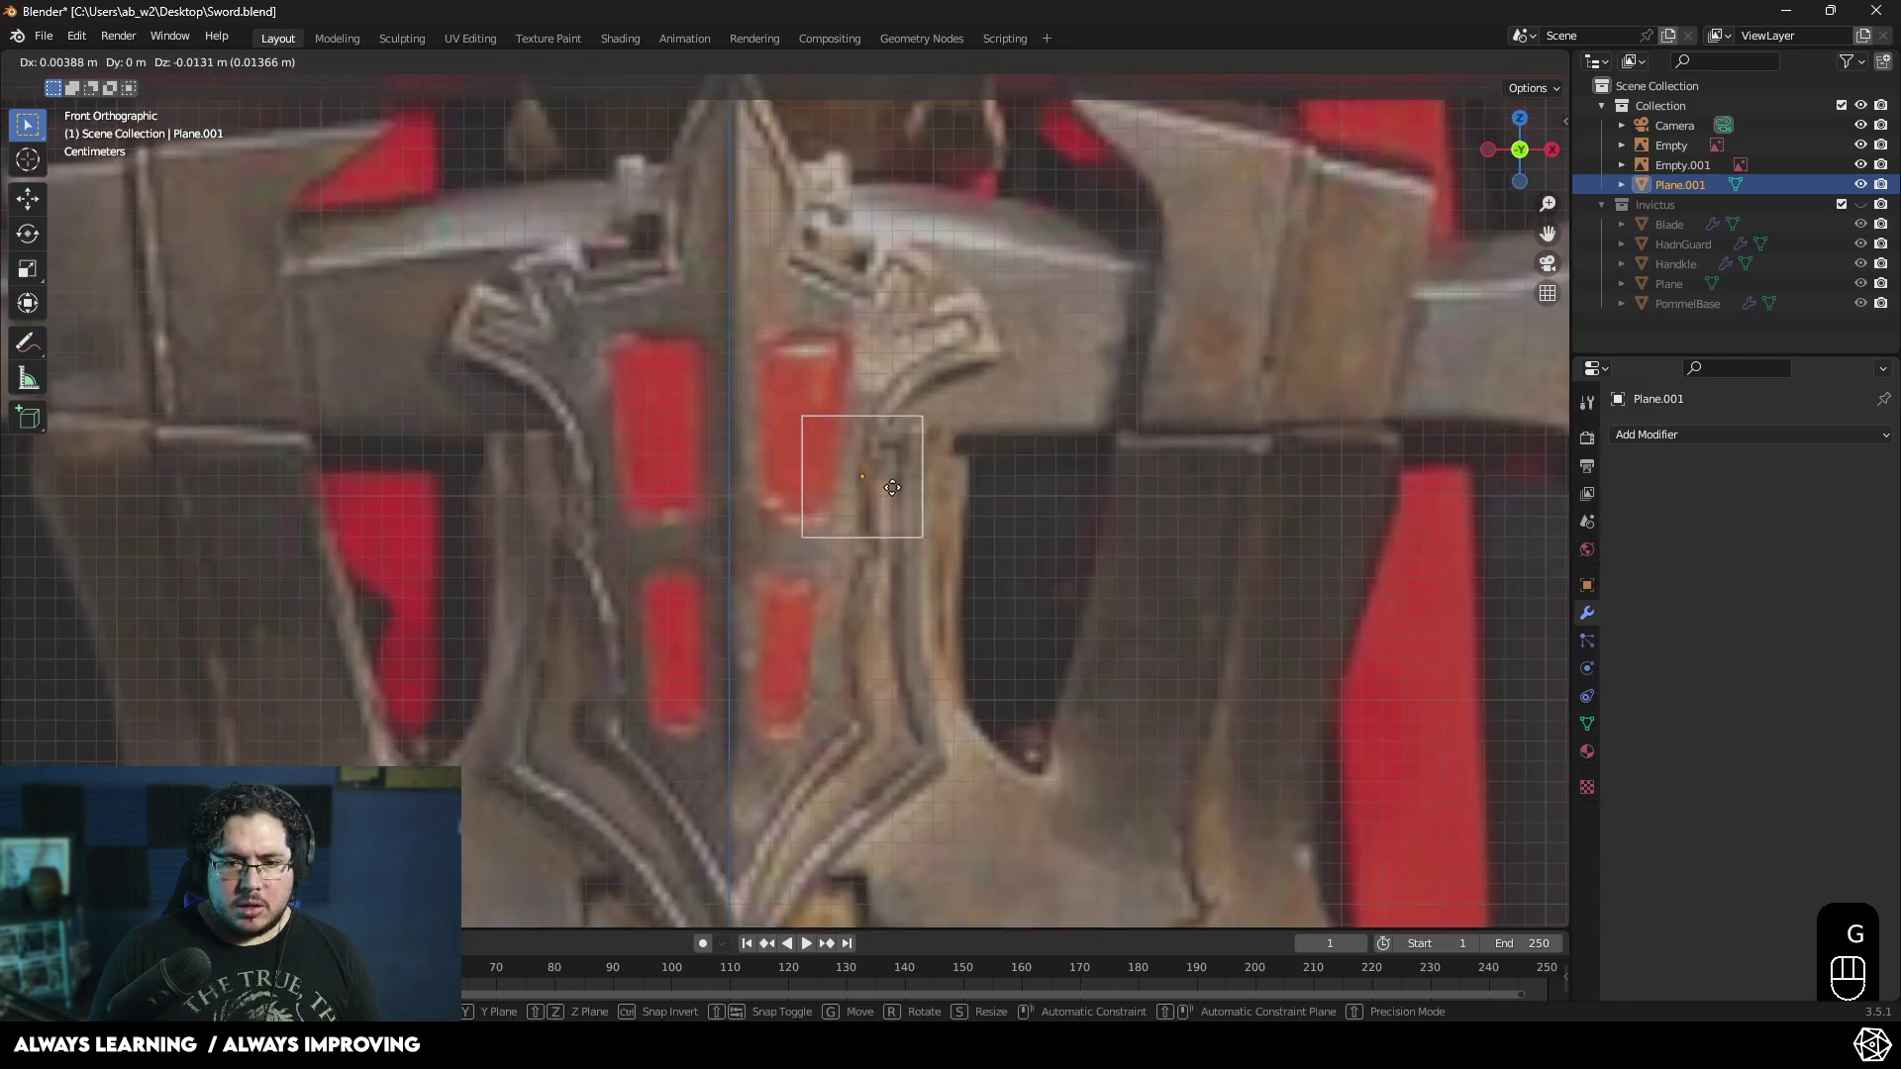
click(897, 493)
drag(897, 505, 875, 389)
key(Tab)
key(2)
key(w)
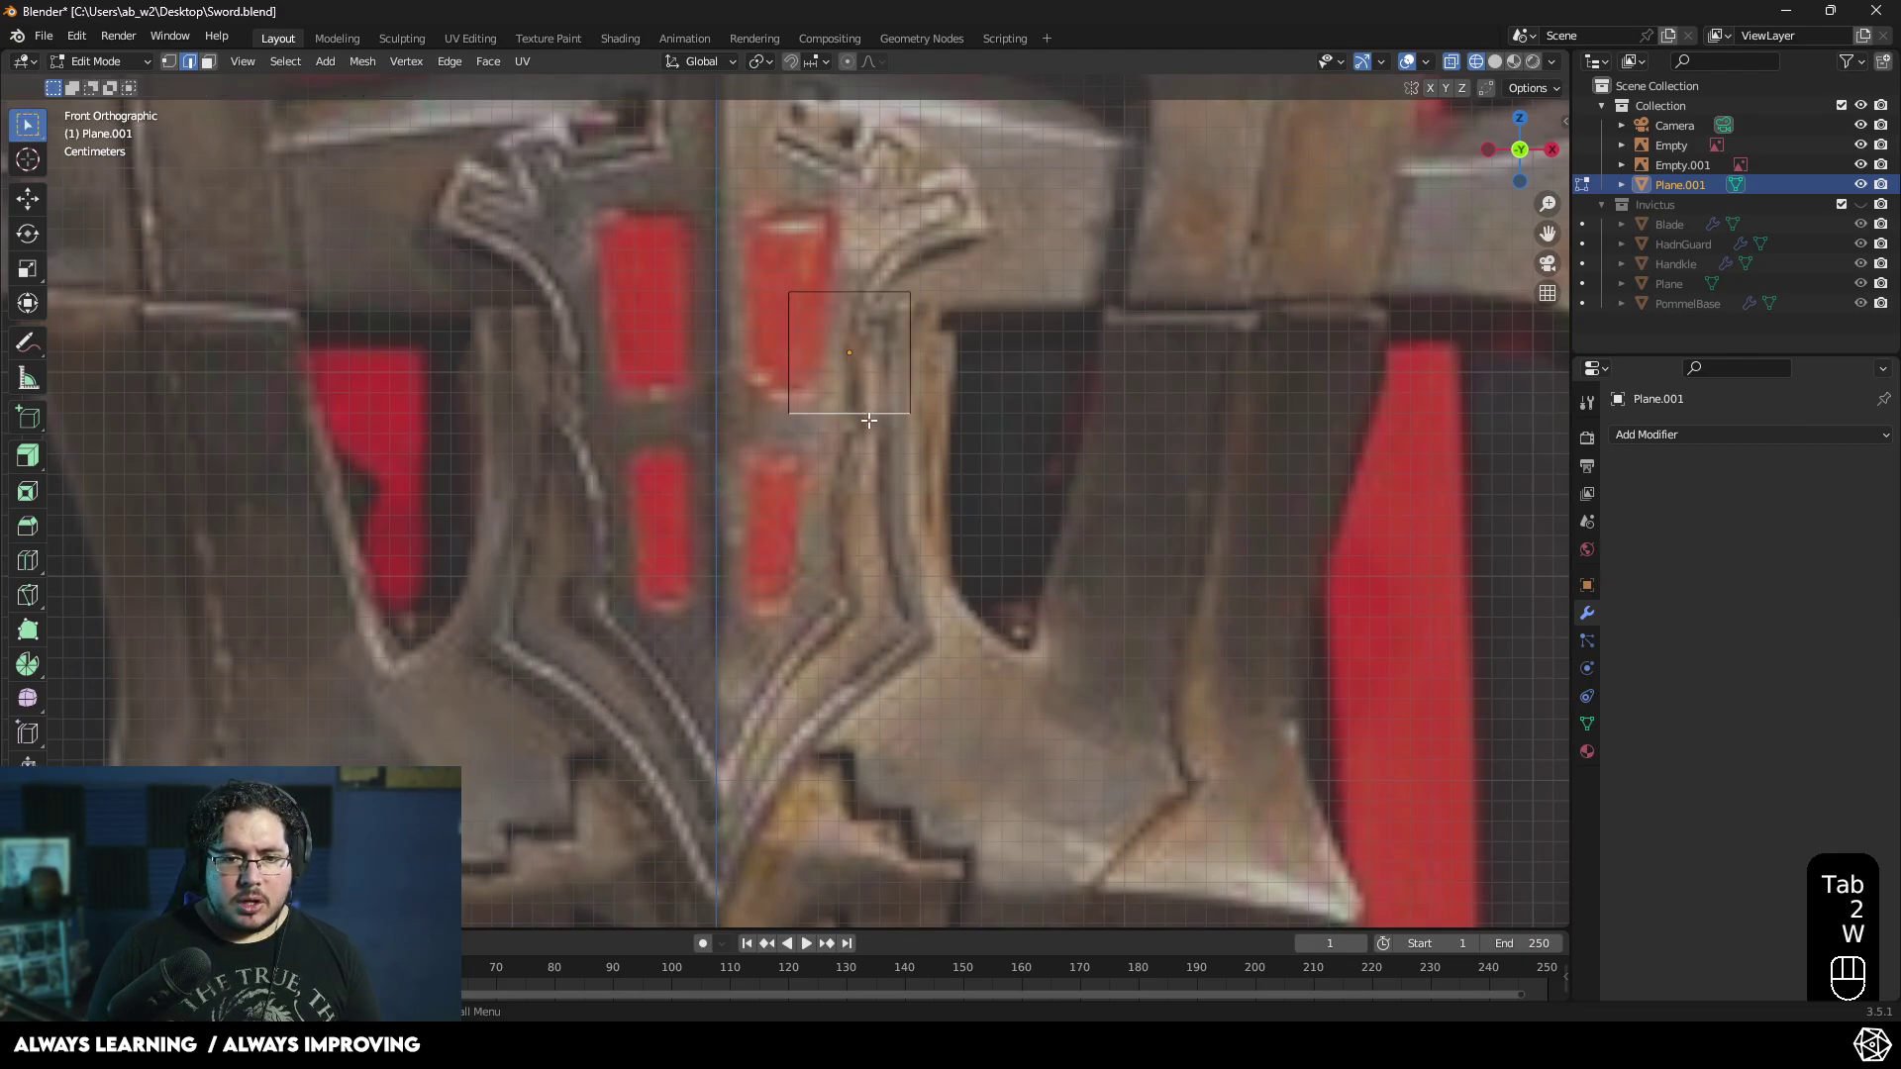
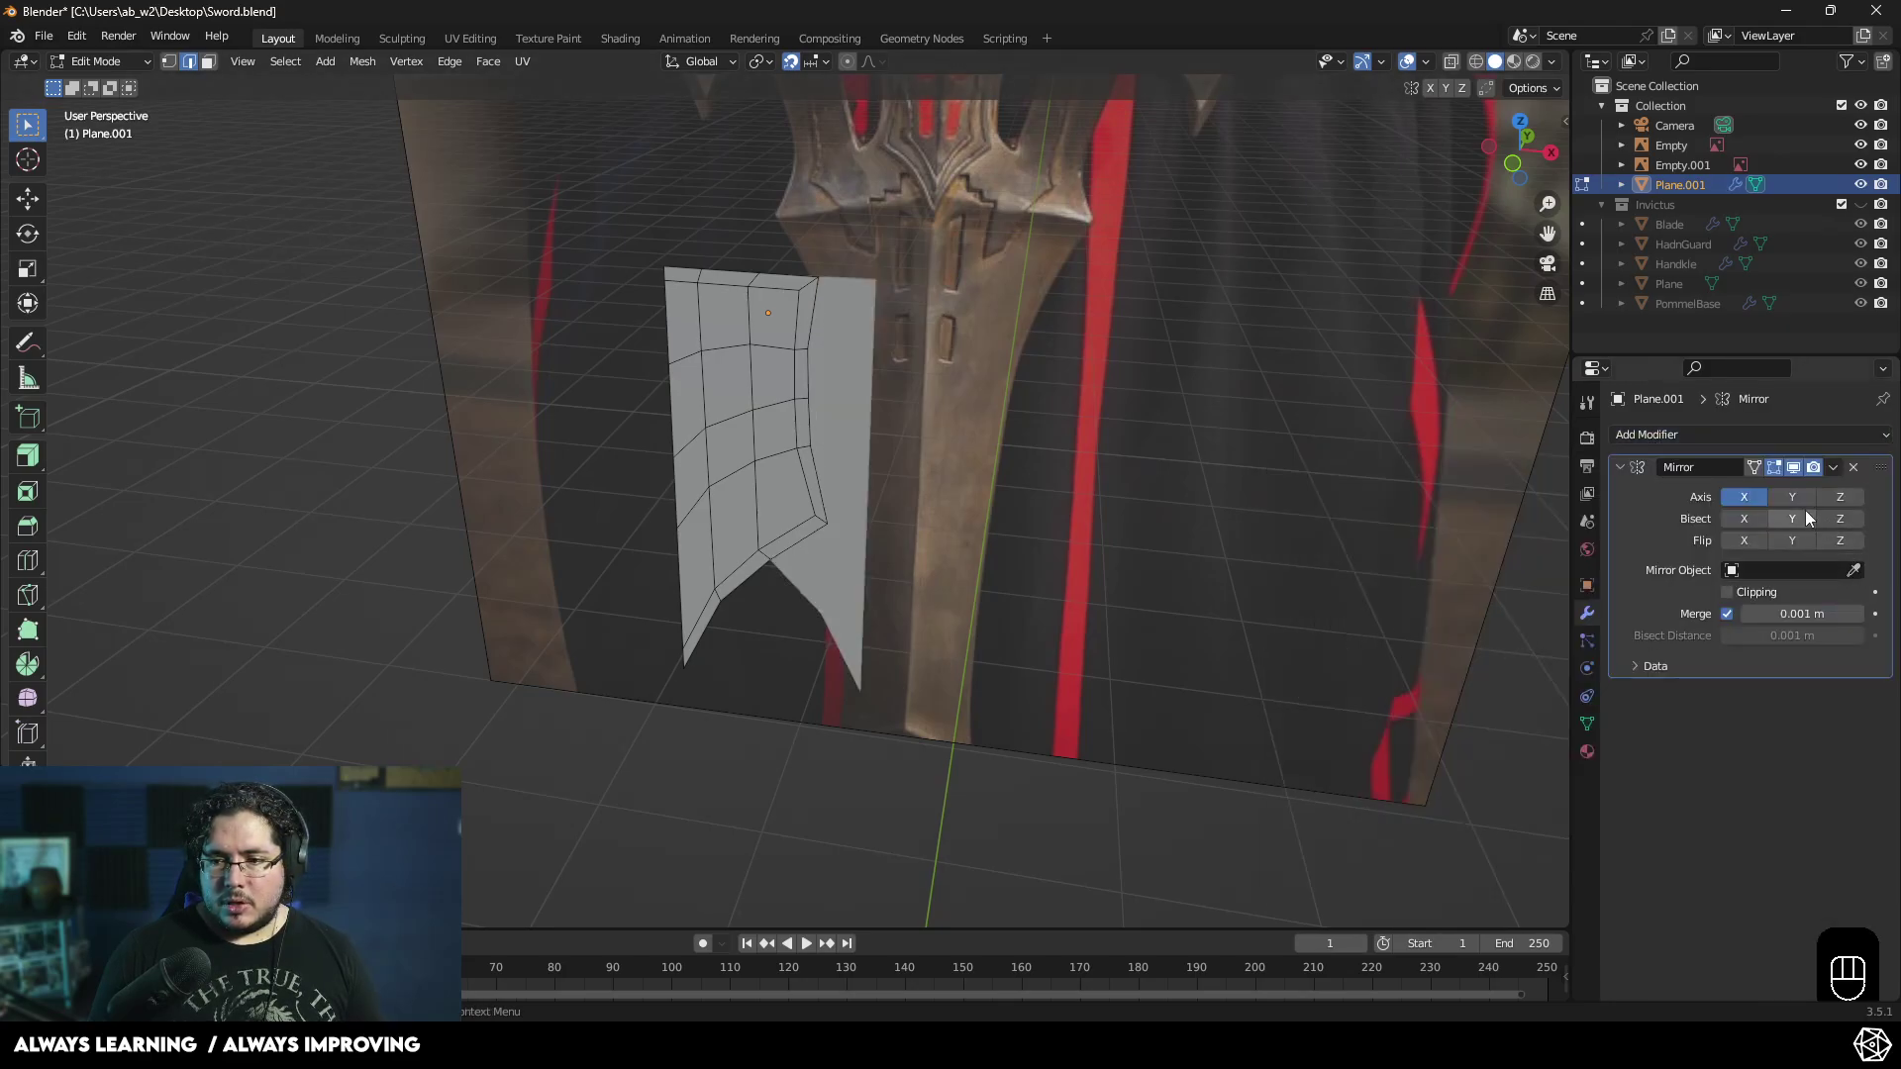
- Apply Plane.001's Mirror modifier (Ctrl+A) so the pointed inset becomes one full mesh
key(Tab)
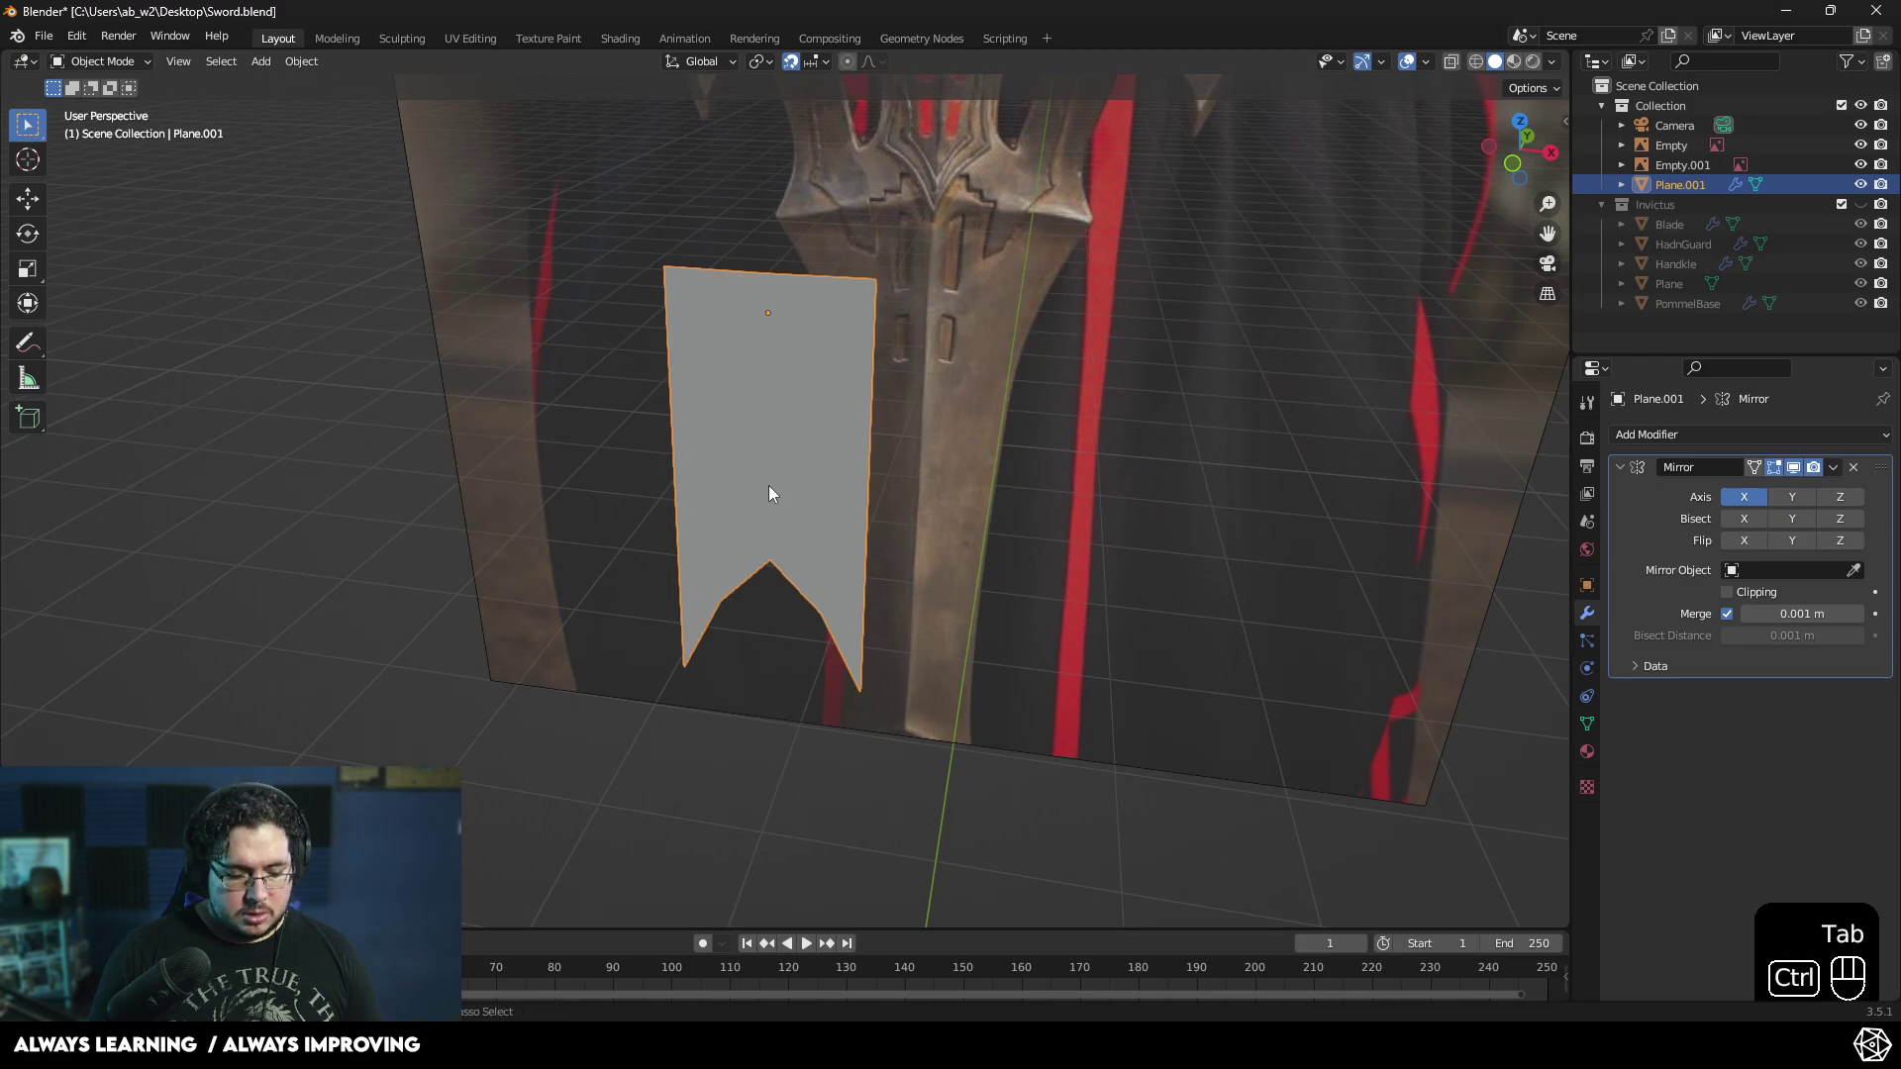
key(ctrl+a)
drag(823, 494, 896, 485)
click(1076, 542)
click(725, 453)
- Re-enter Edit Mode in face select and select all faces of the inset ready for the rim inset
key(Tab)
click(1837, 469)
drag(1852, 474, 1820, 471)
click(1831, 474)
key(Tab)
drag(1849, 474, 1800, 496)
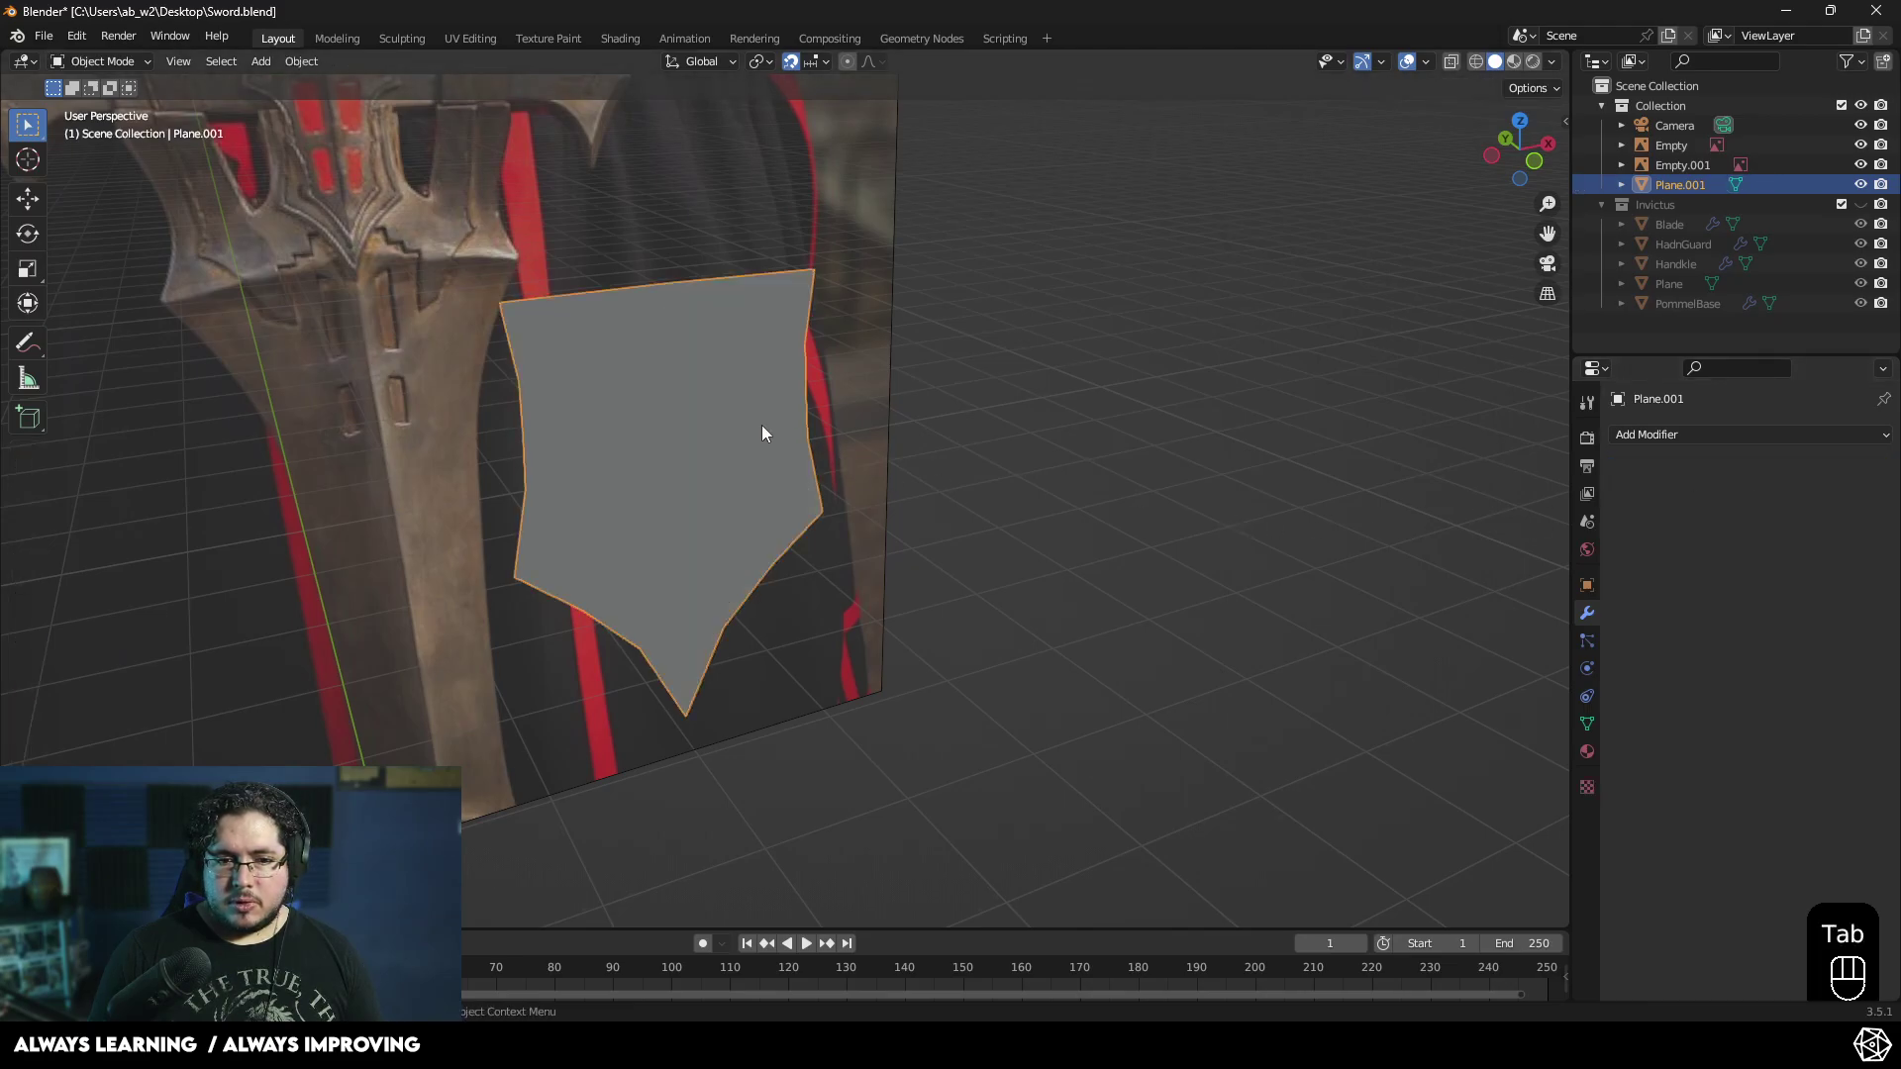
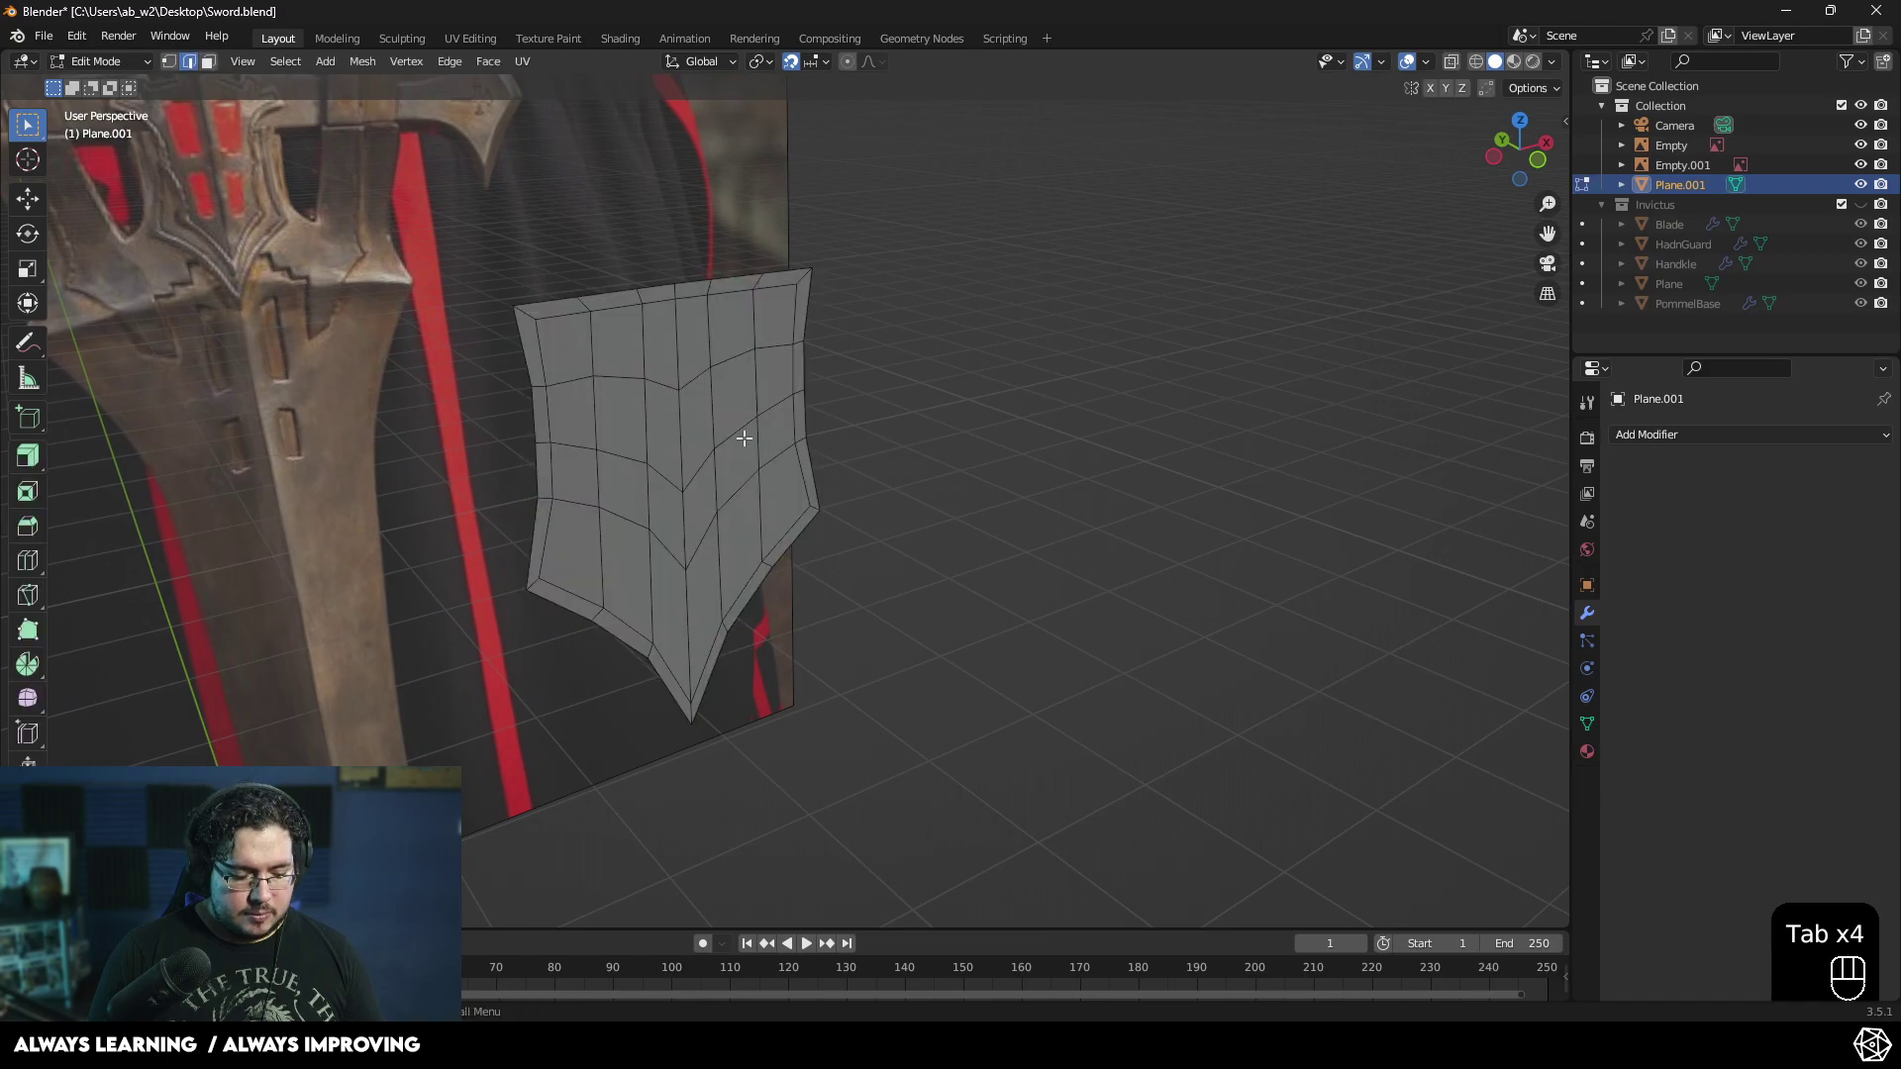
key(3)
key(a)
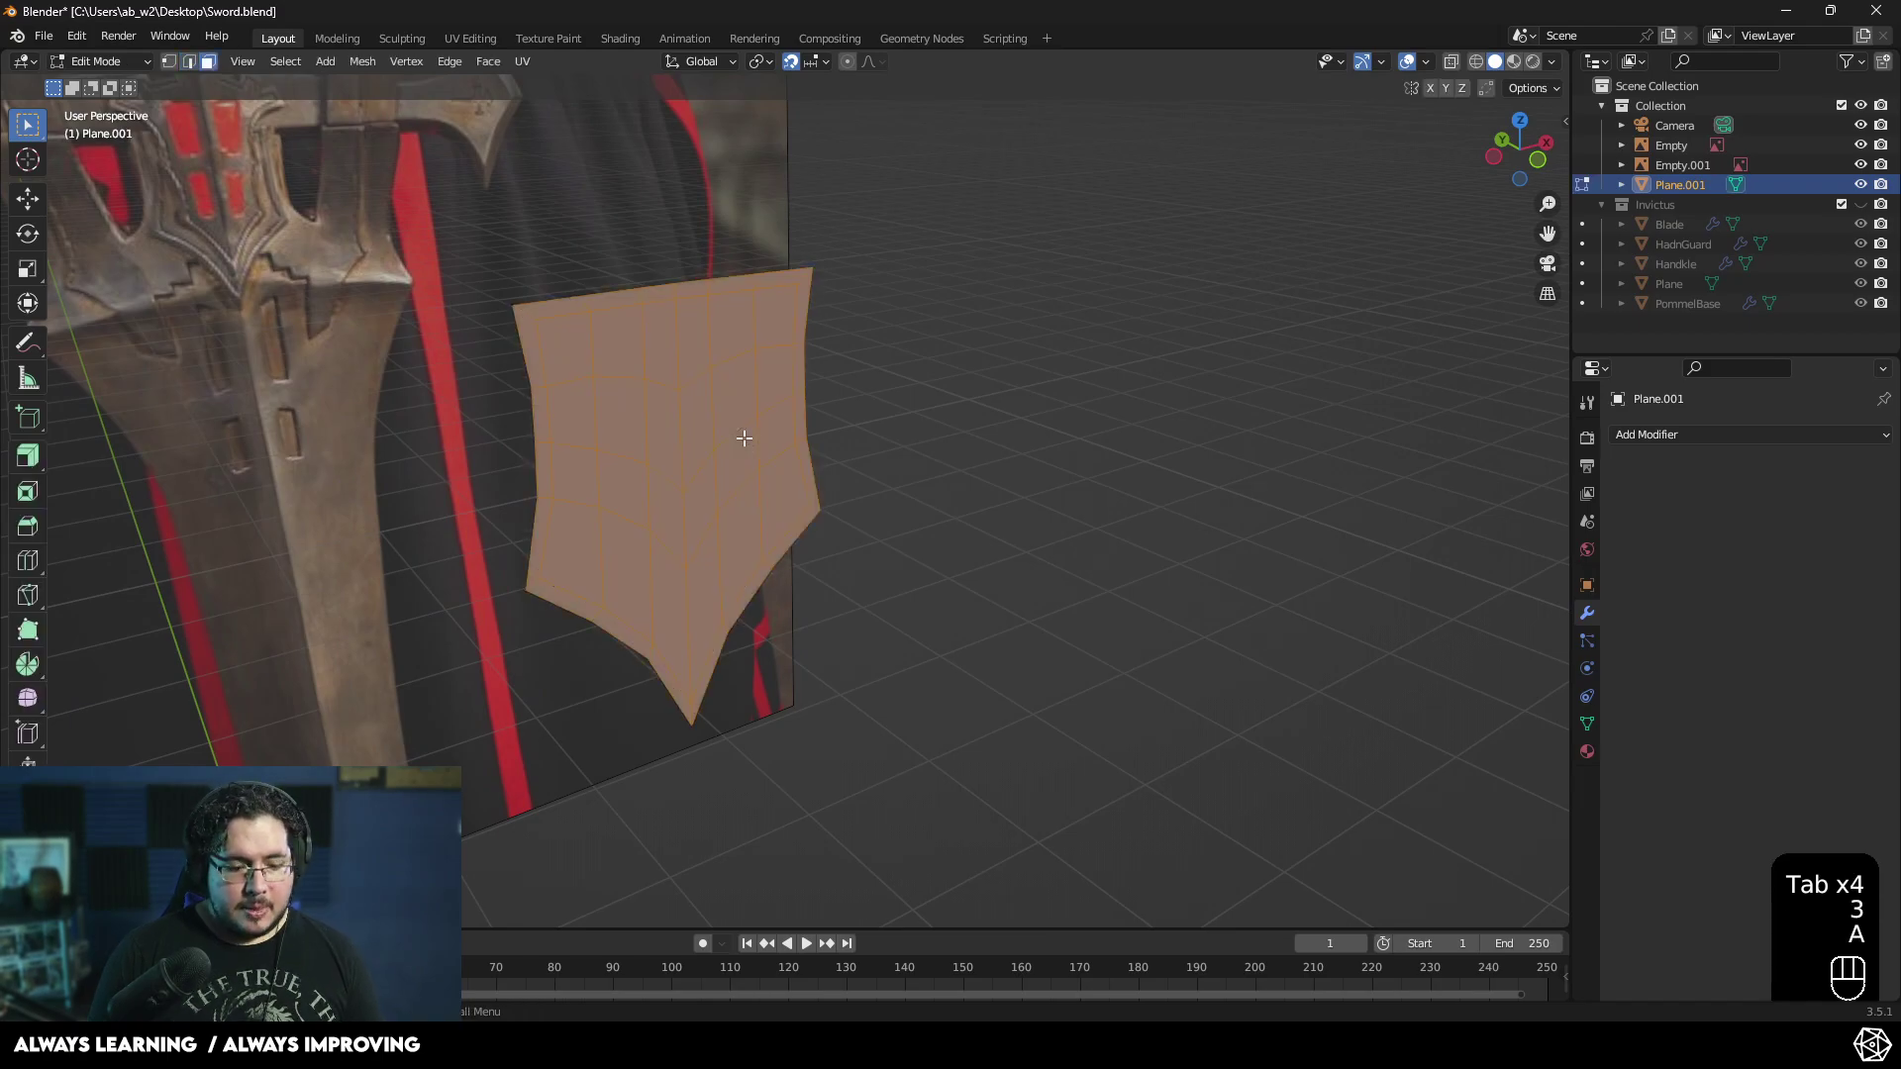
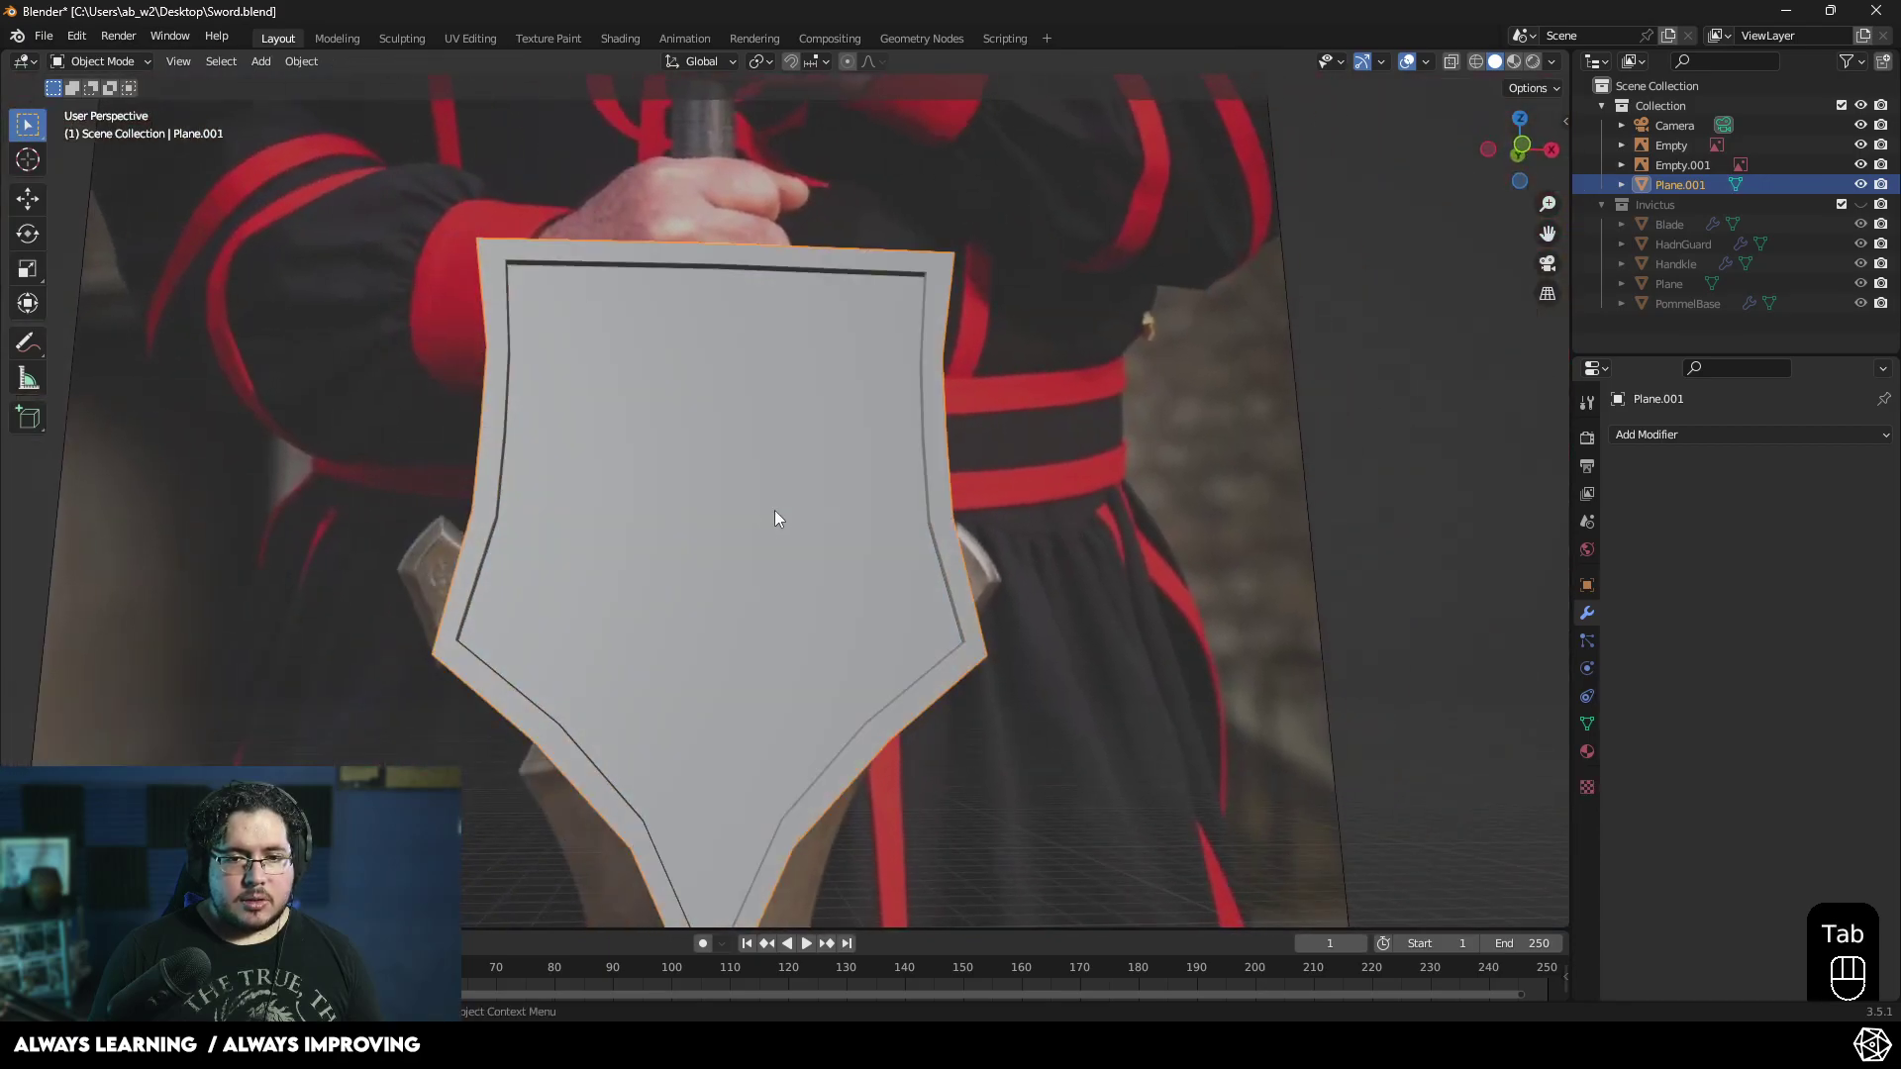
- Finish the supporting edge loop, leave Edit Mode and orbit to check the level-2 subdivided inset rim
middle_click(853, 543)
drag(1656, 446, 1541, 793)
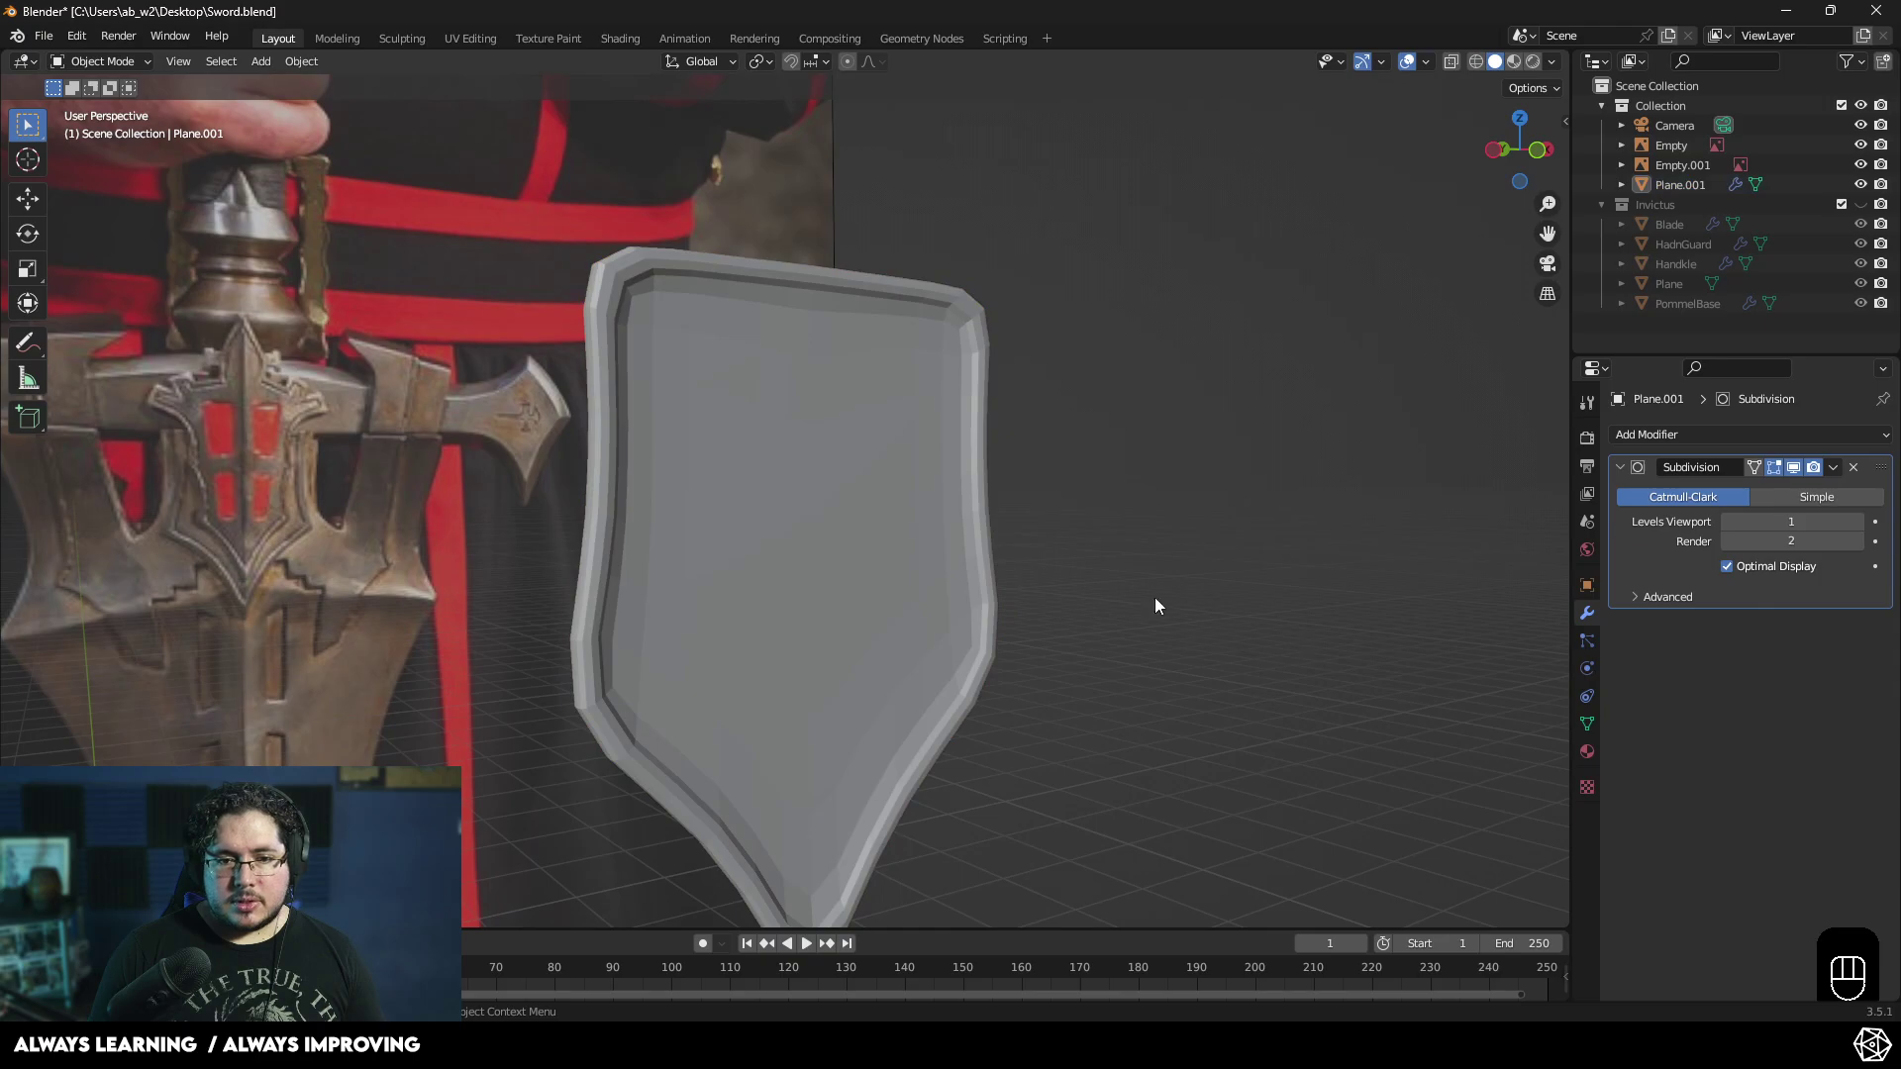
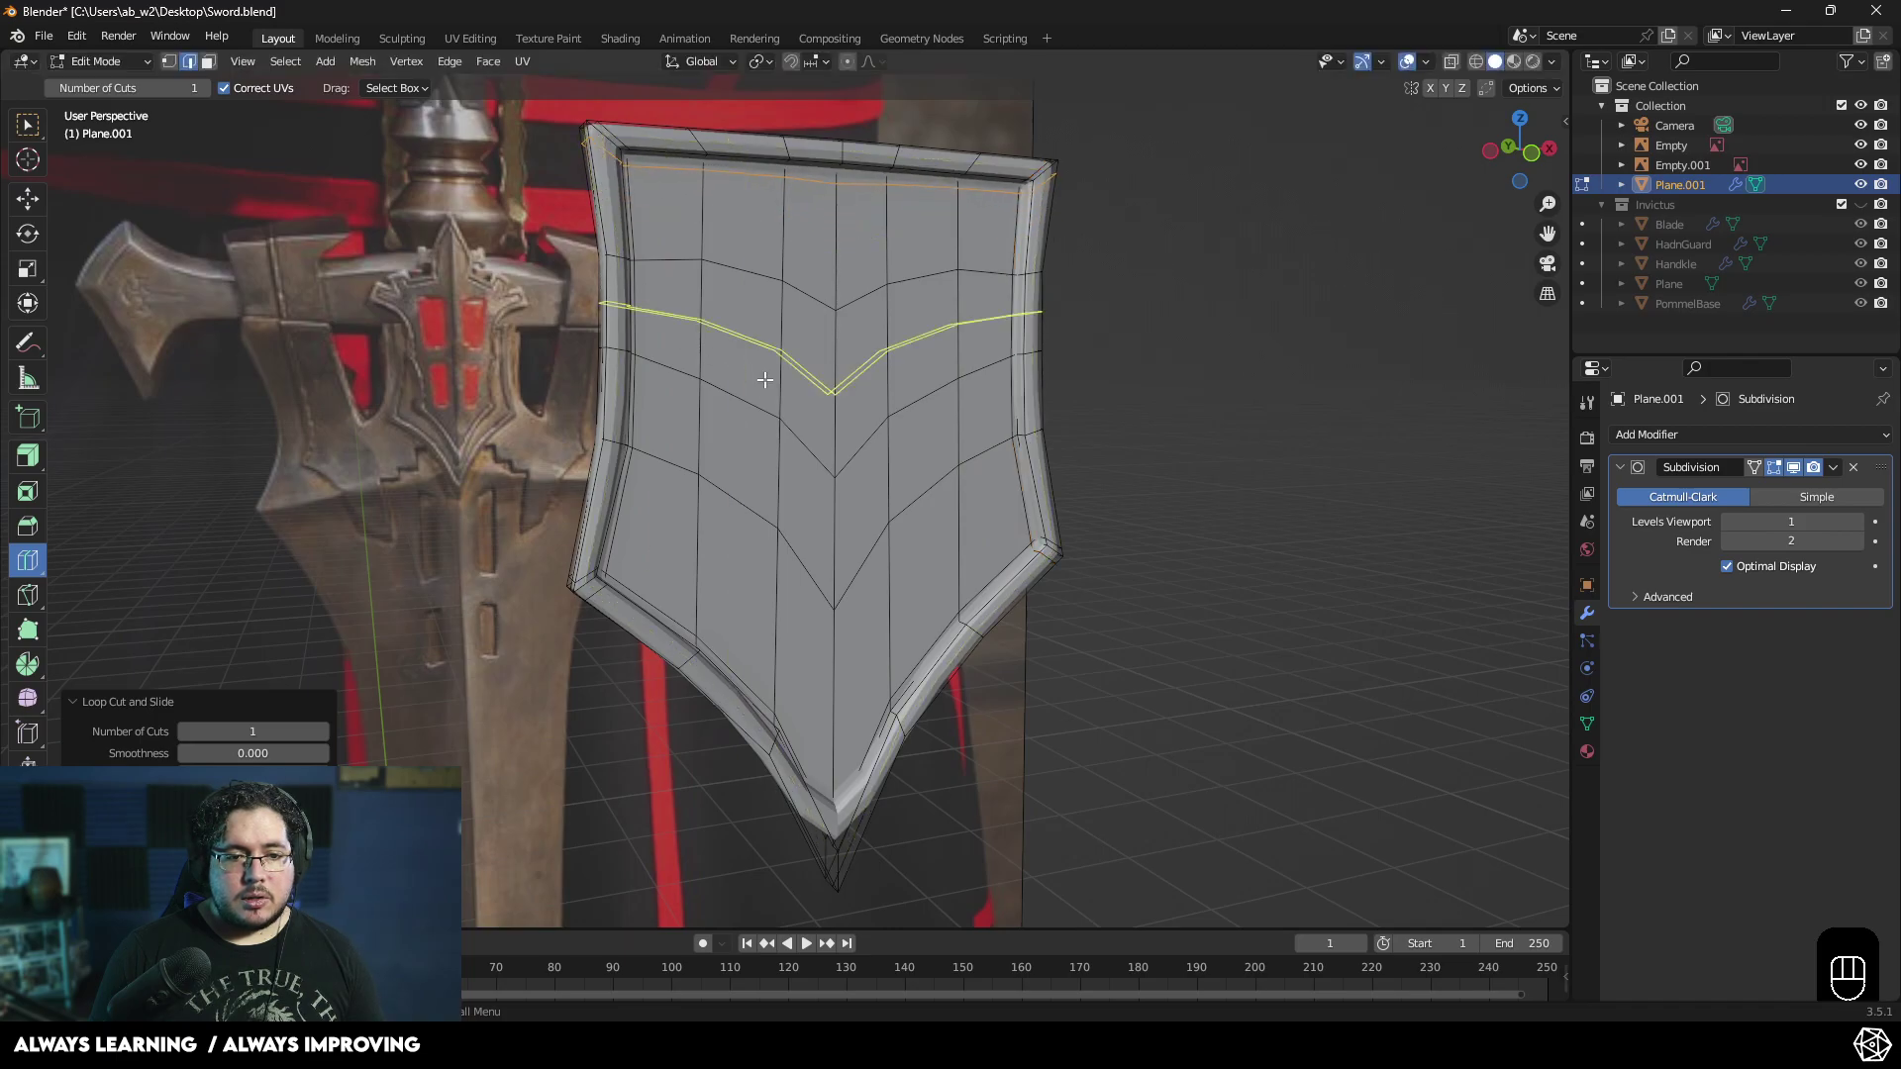
key(Tab)
middle_click(846, 440)
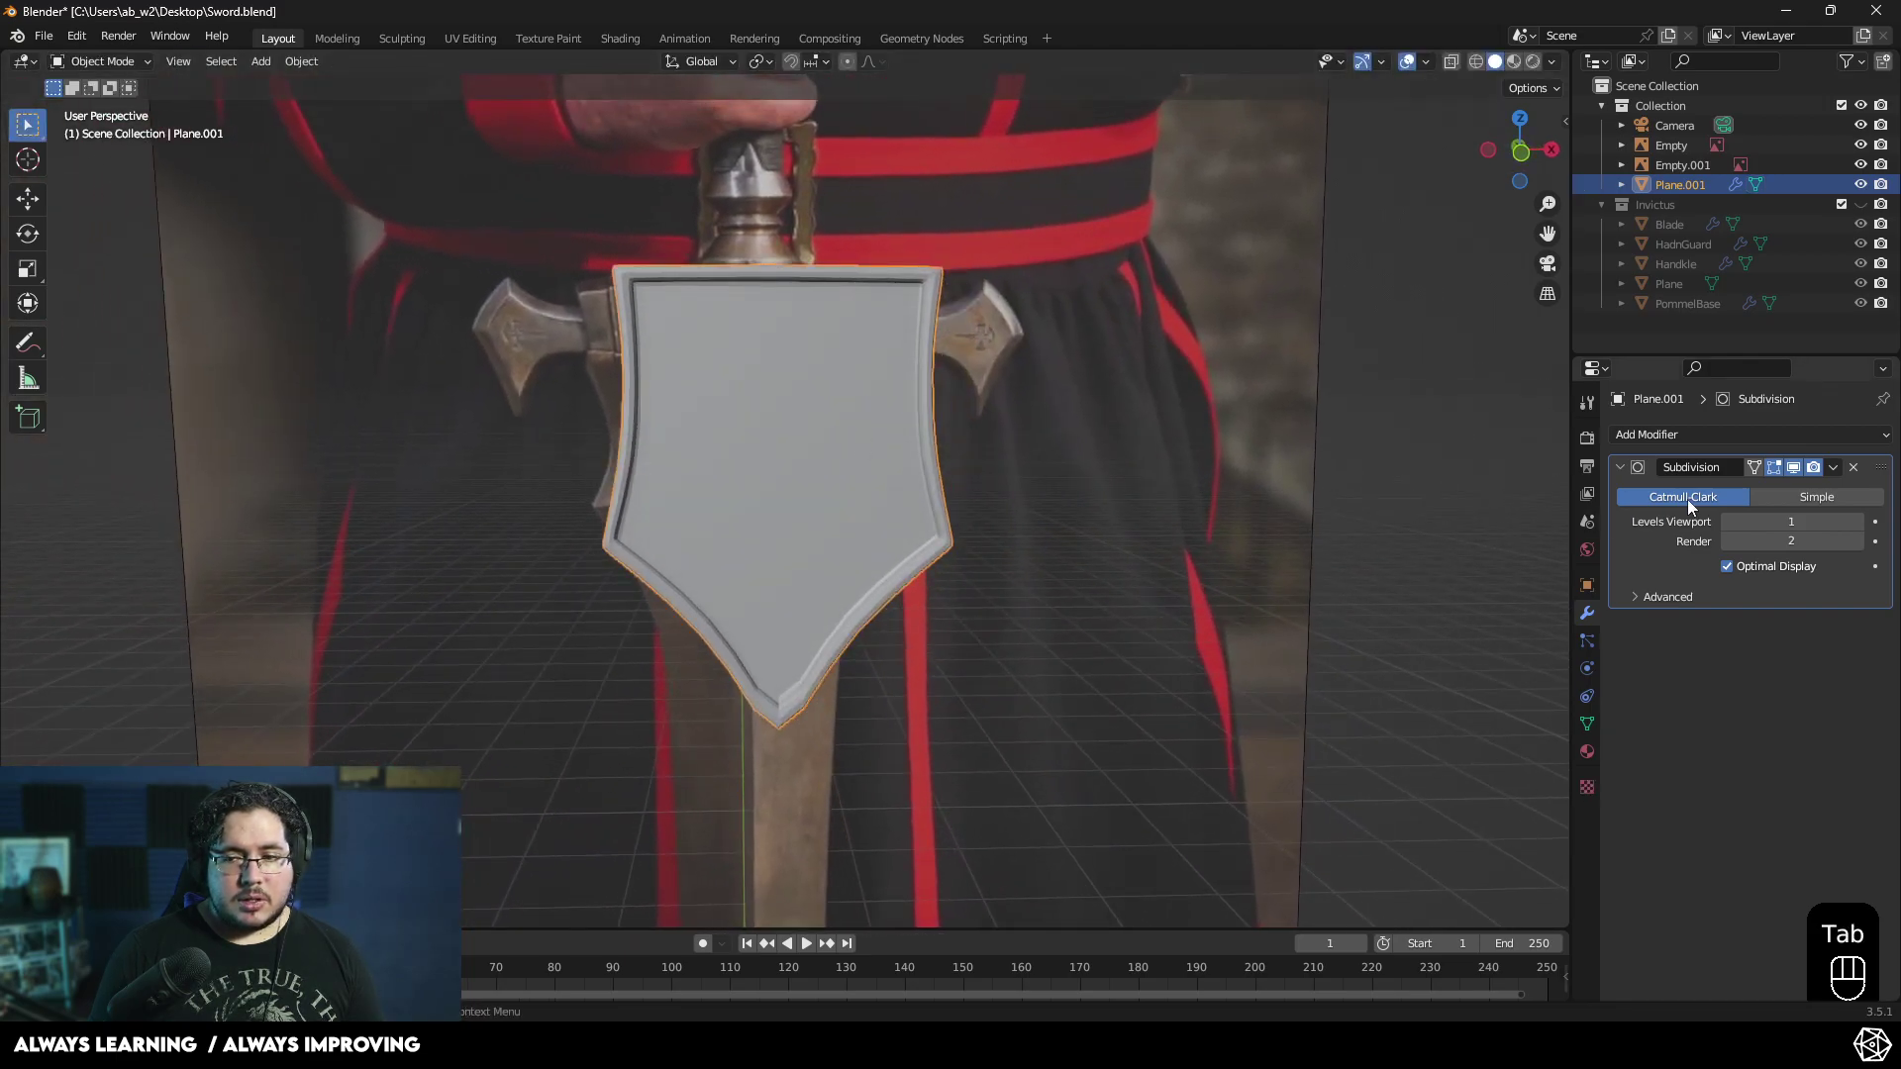
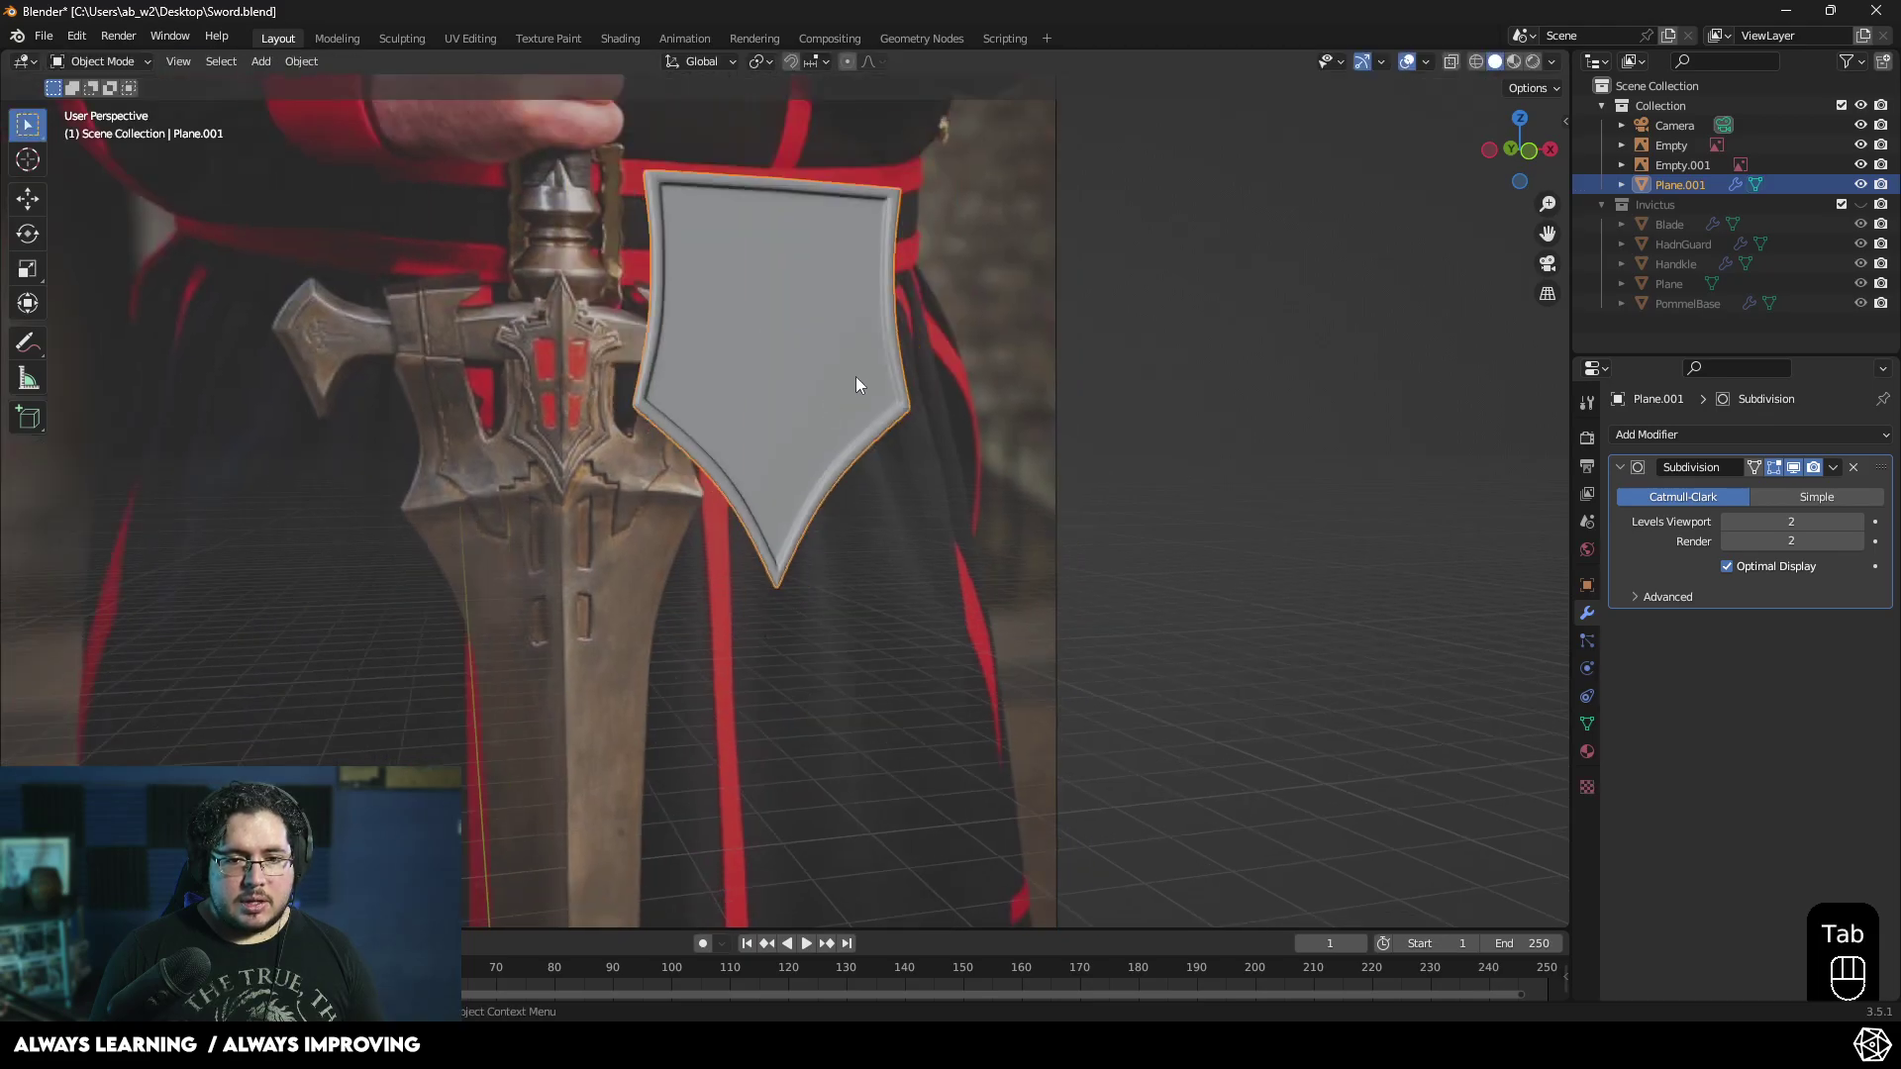
middle_click(1003, 416)
drag(1002, 443, 1027, 423)
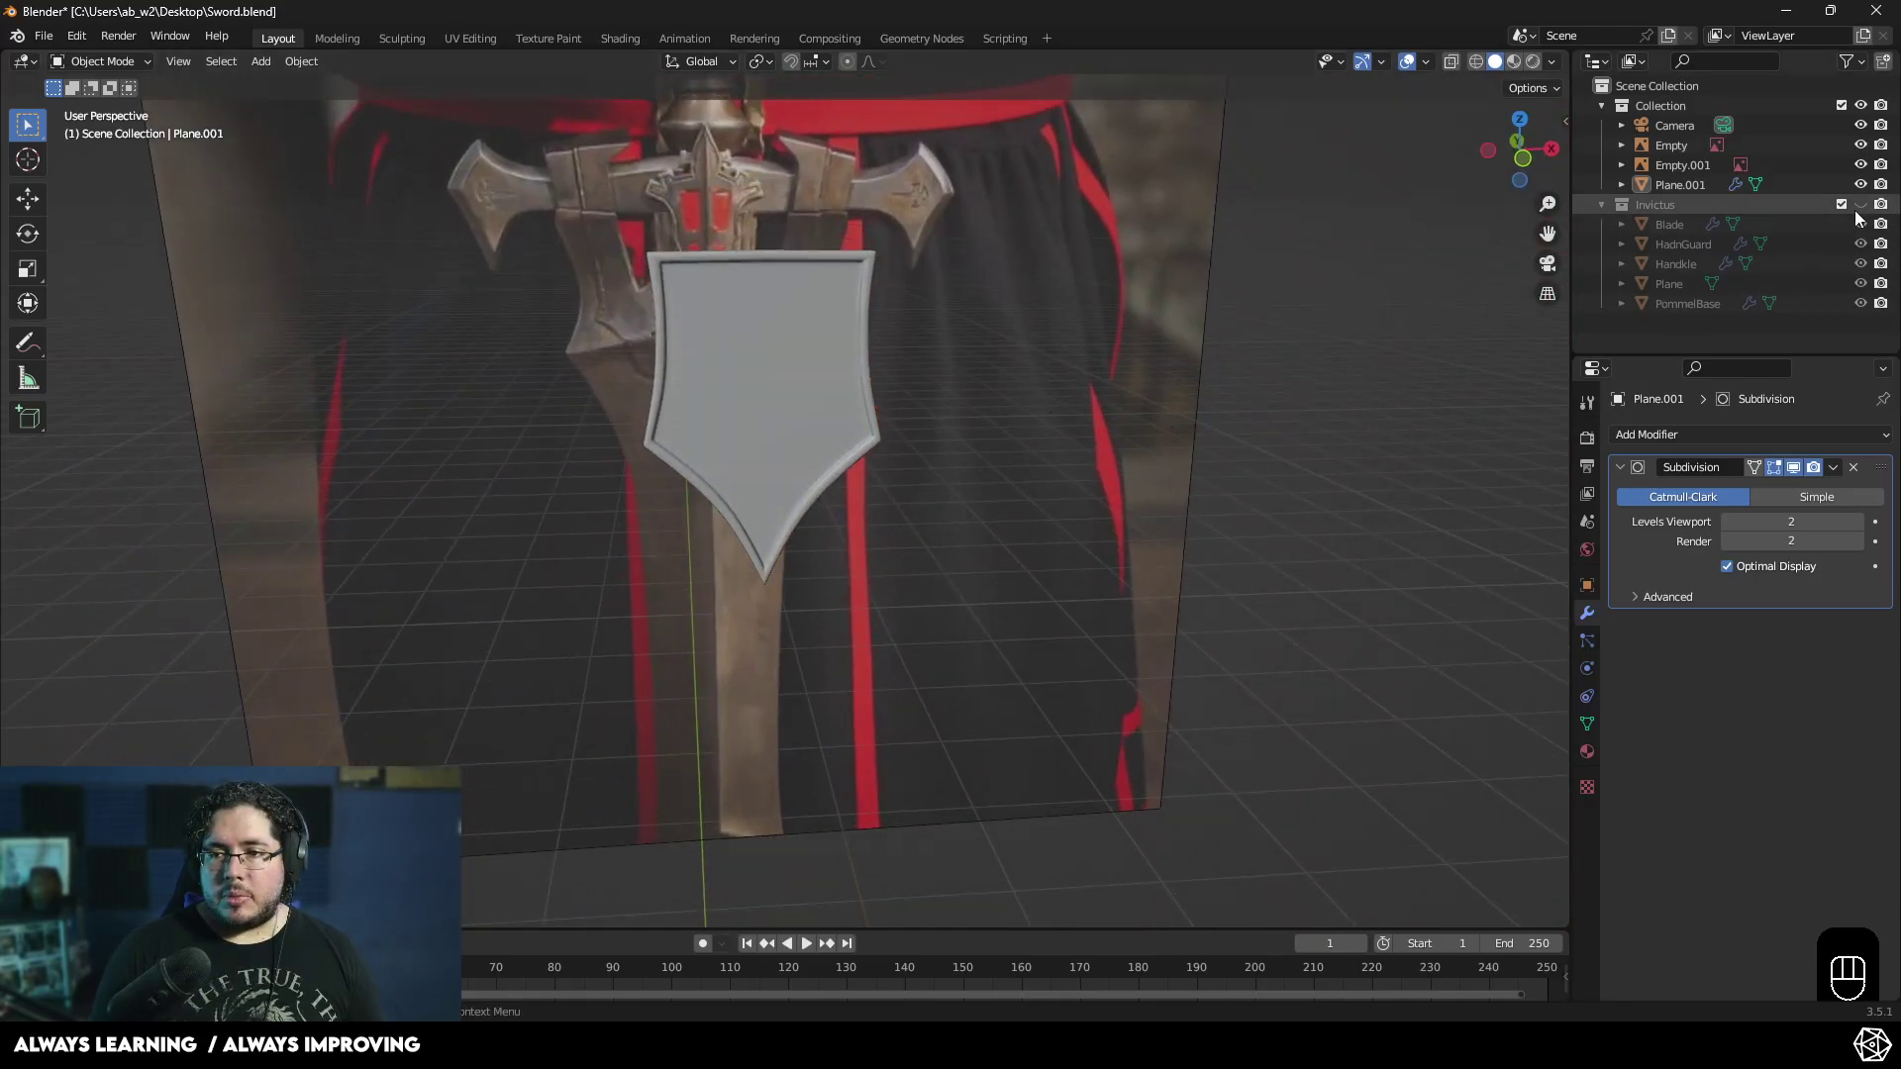
- Show the sword collection and slide Plane.001 along Y toward the guard, orbiting to check it
click(1874, 211)
drag(1134, 397, 1270, 382)
key(g)
key(y)
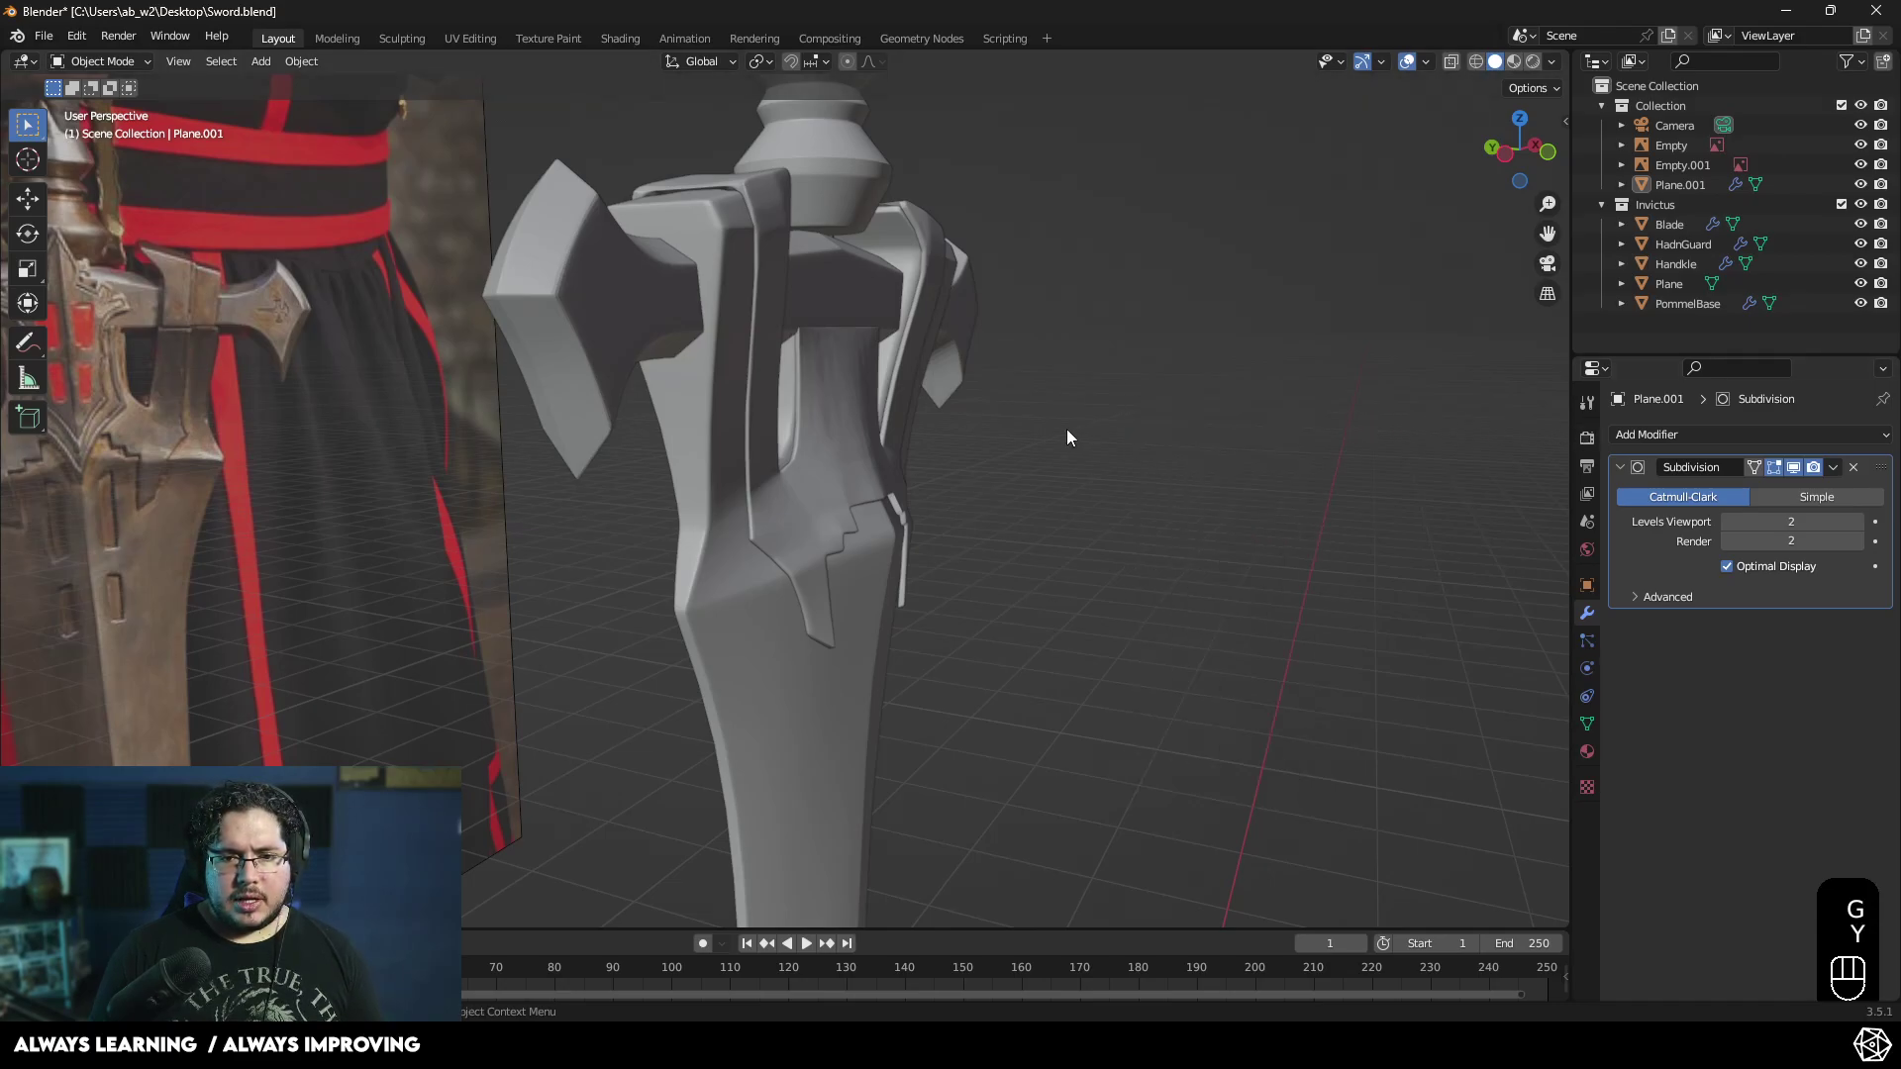
drag(1076, 433, 1111, 425)
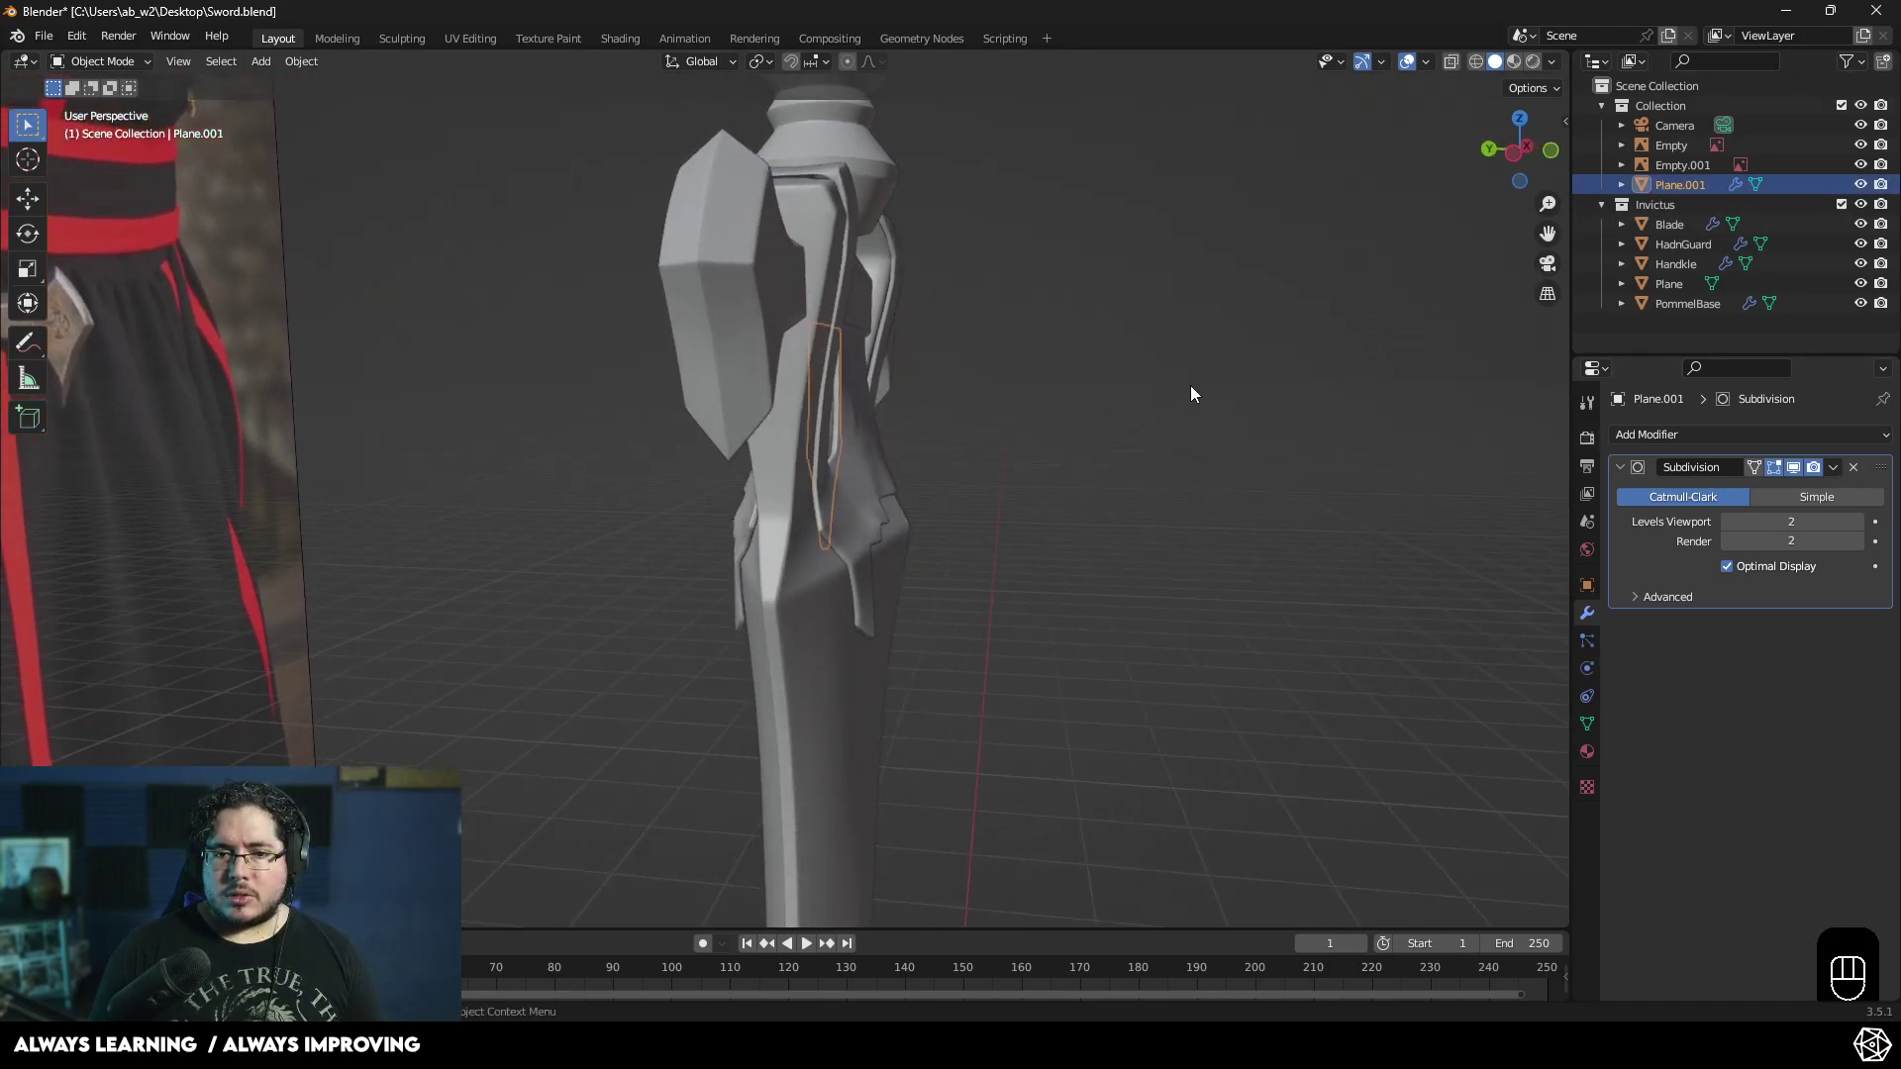
key(g)
key(y)
click(1198, 407)
drag(1092, 403, 1043, 417)
drag(966, 439, 691, 428)
drag(728, 440, 953, 546)
drag(969, 490, 943, 498)
- Tilt the plate about X to follow the guard surface and shift it against the guard
key(r)
key(x)
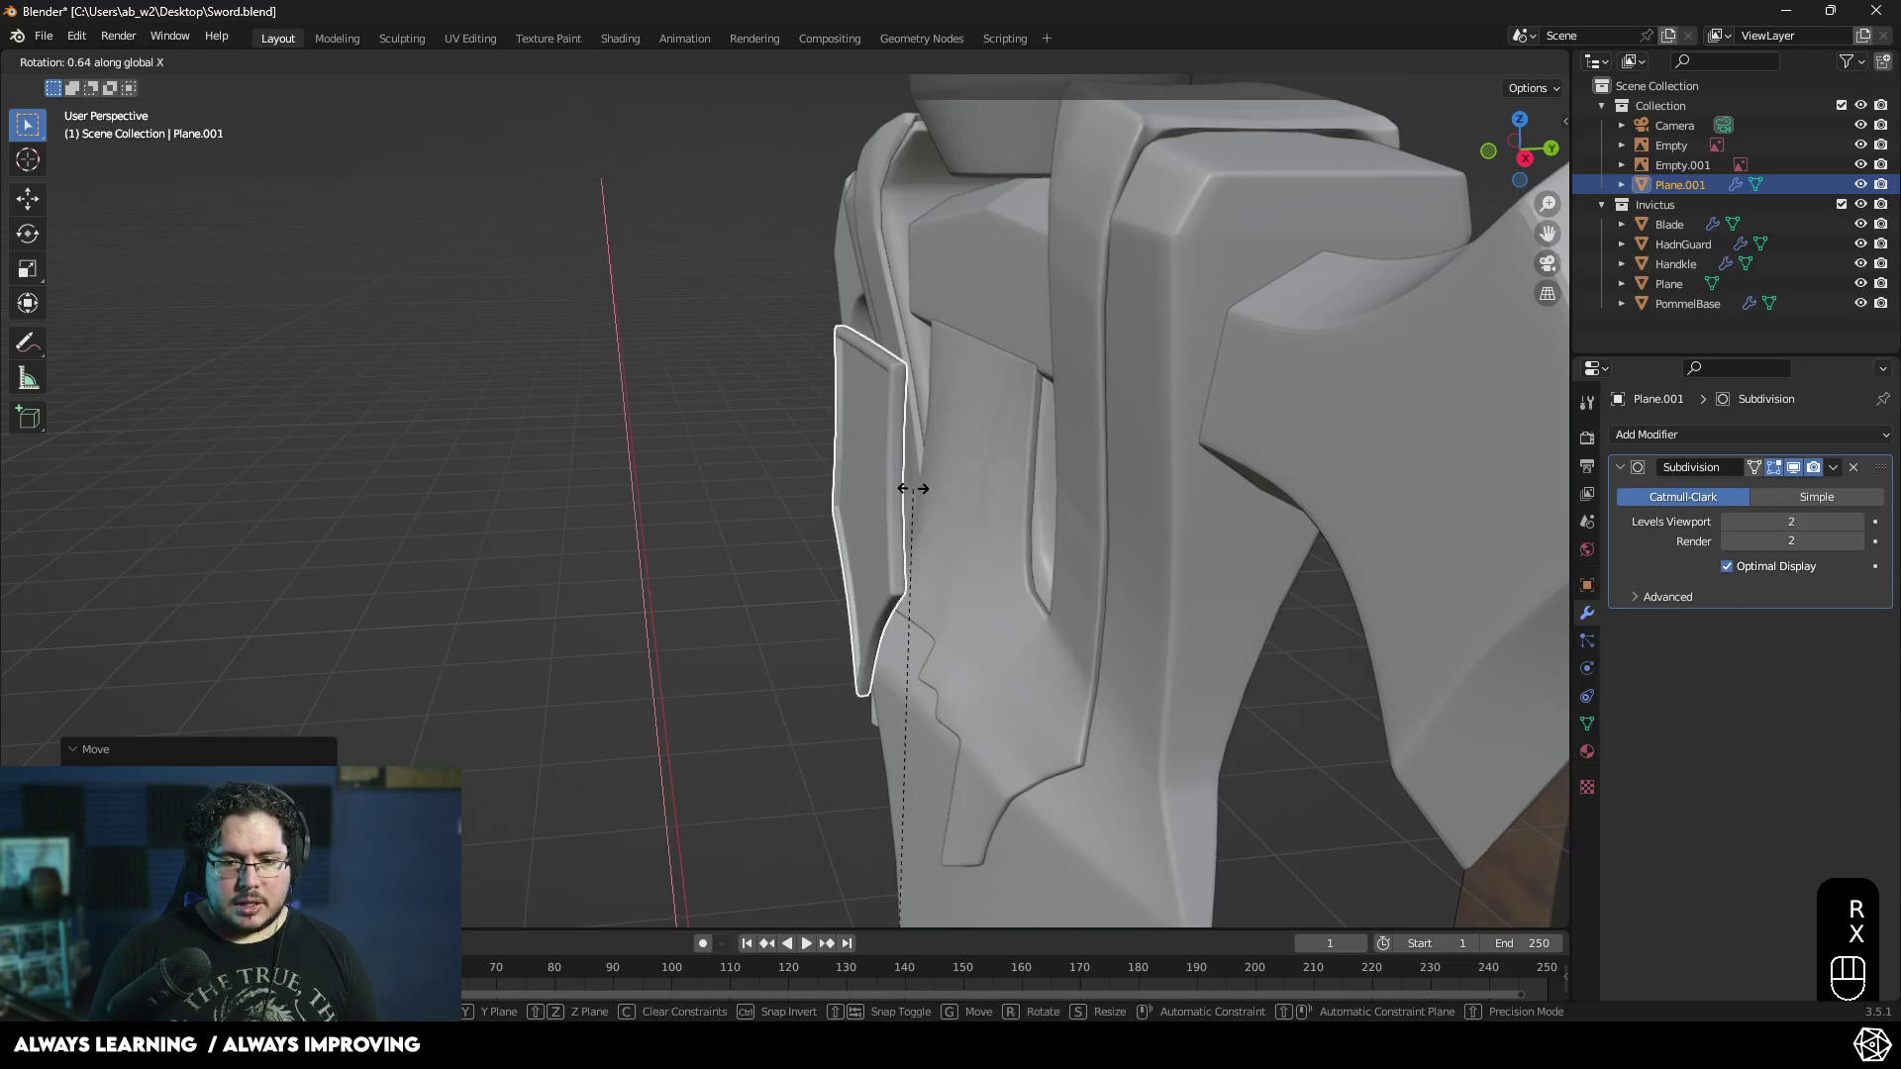
drag(292, 71, 563, 174)
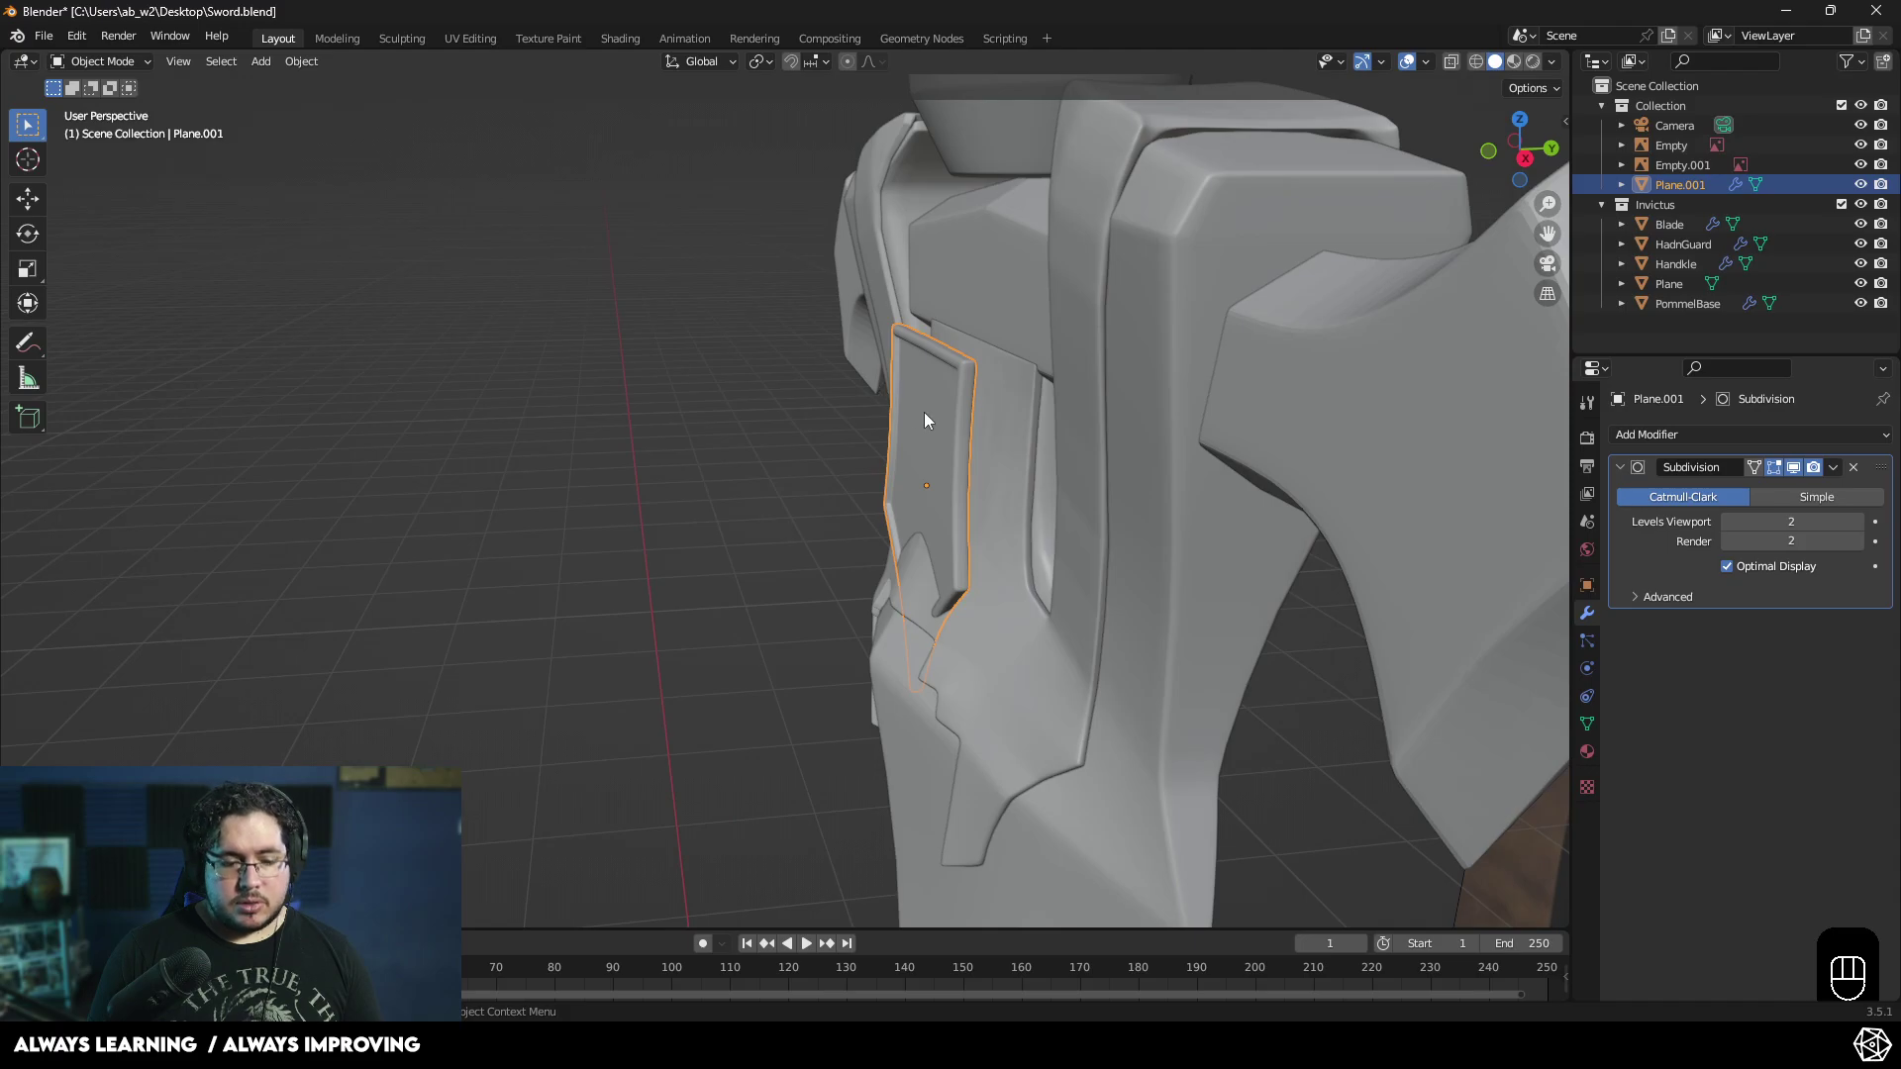
key(r)
key(x)
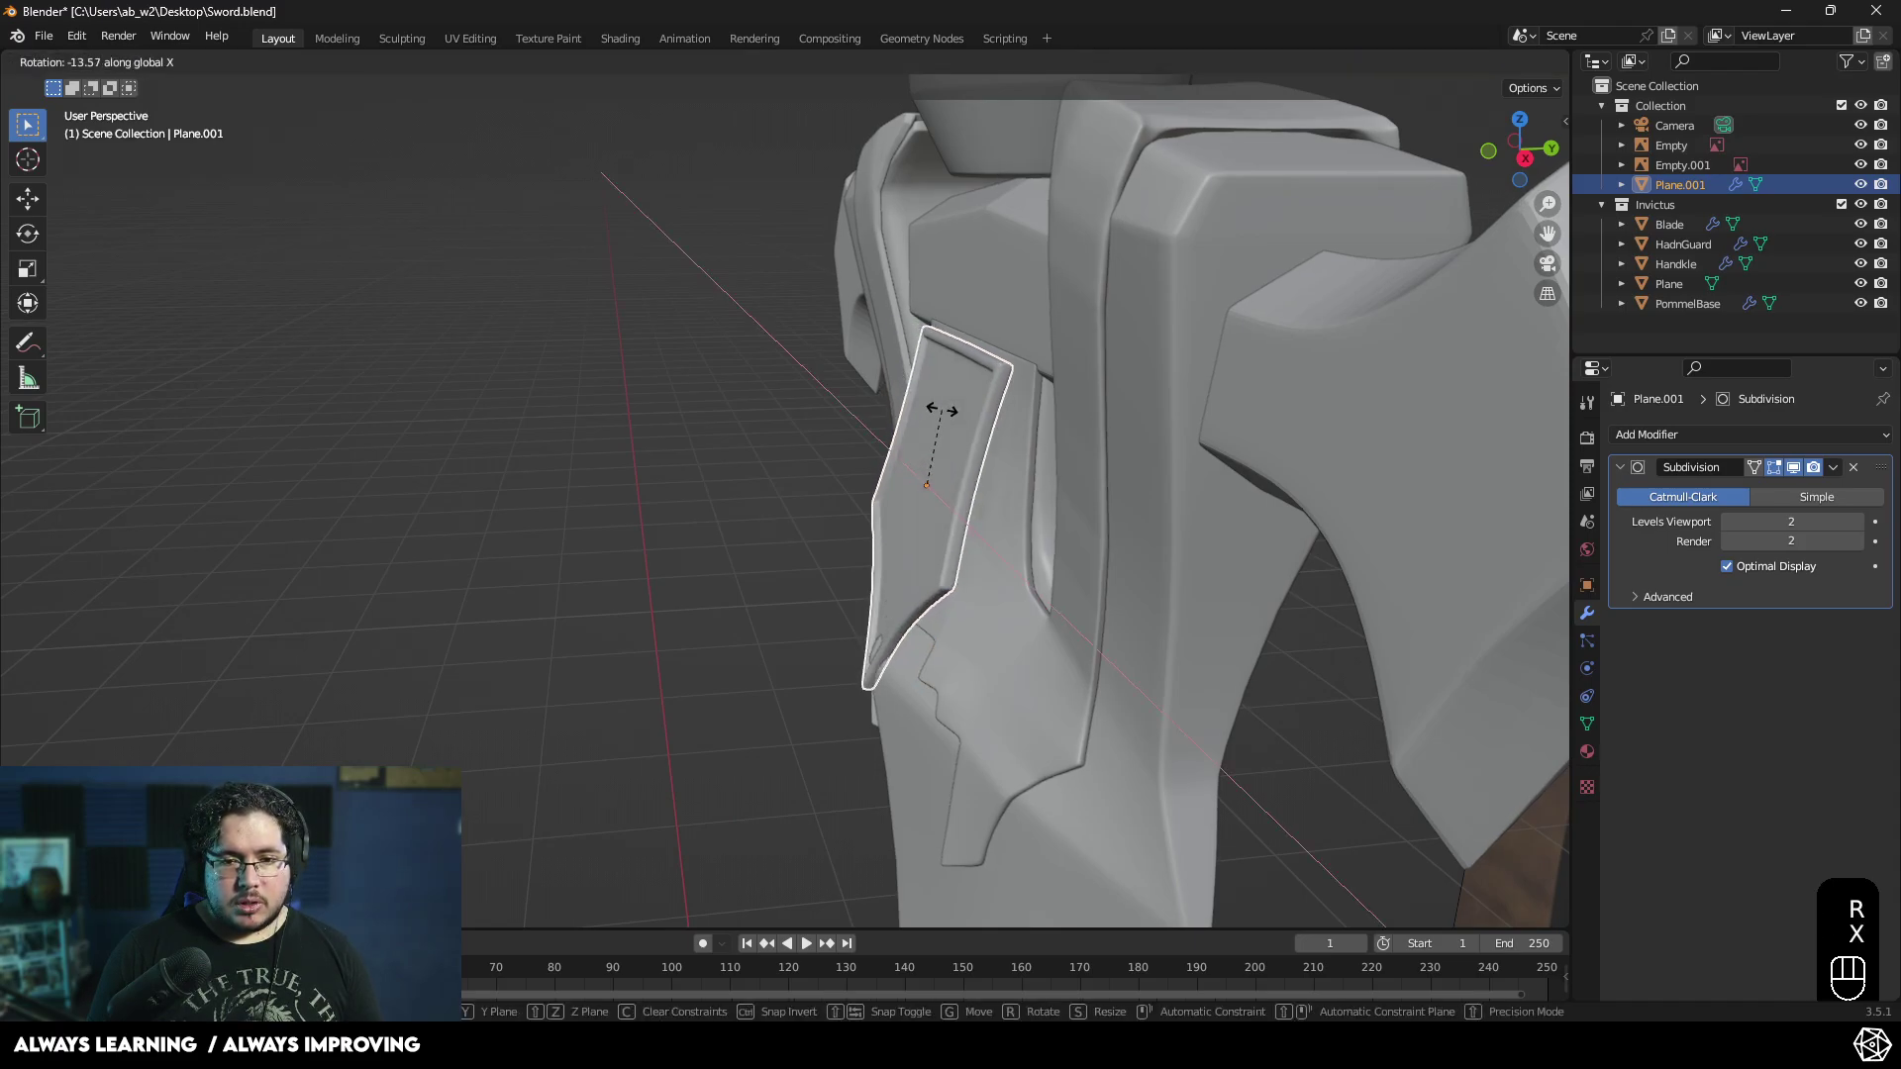
click(947, 415)
drag(925, 402, 917, 382)
key(g)
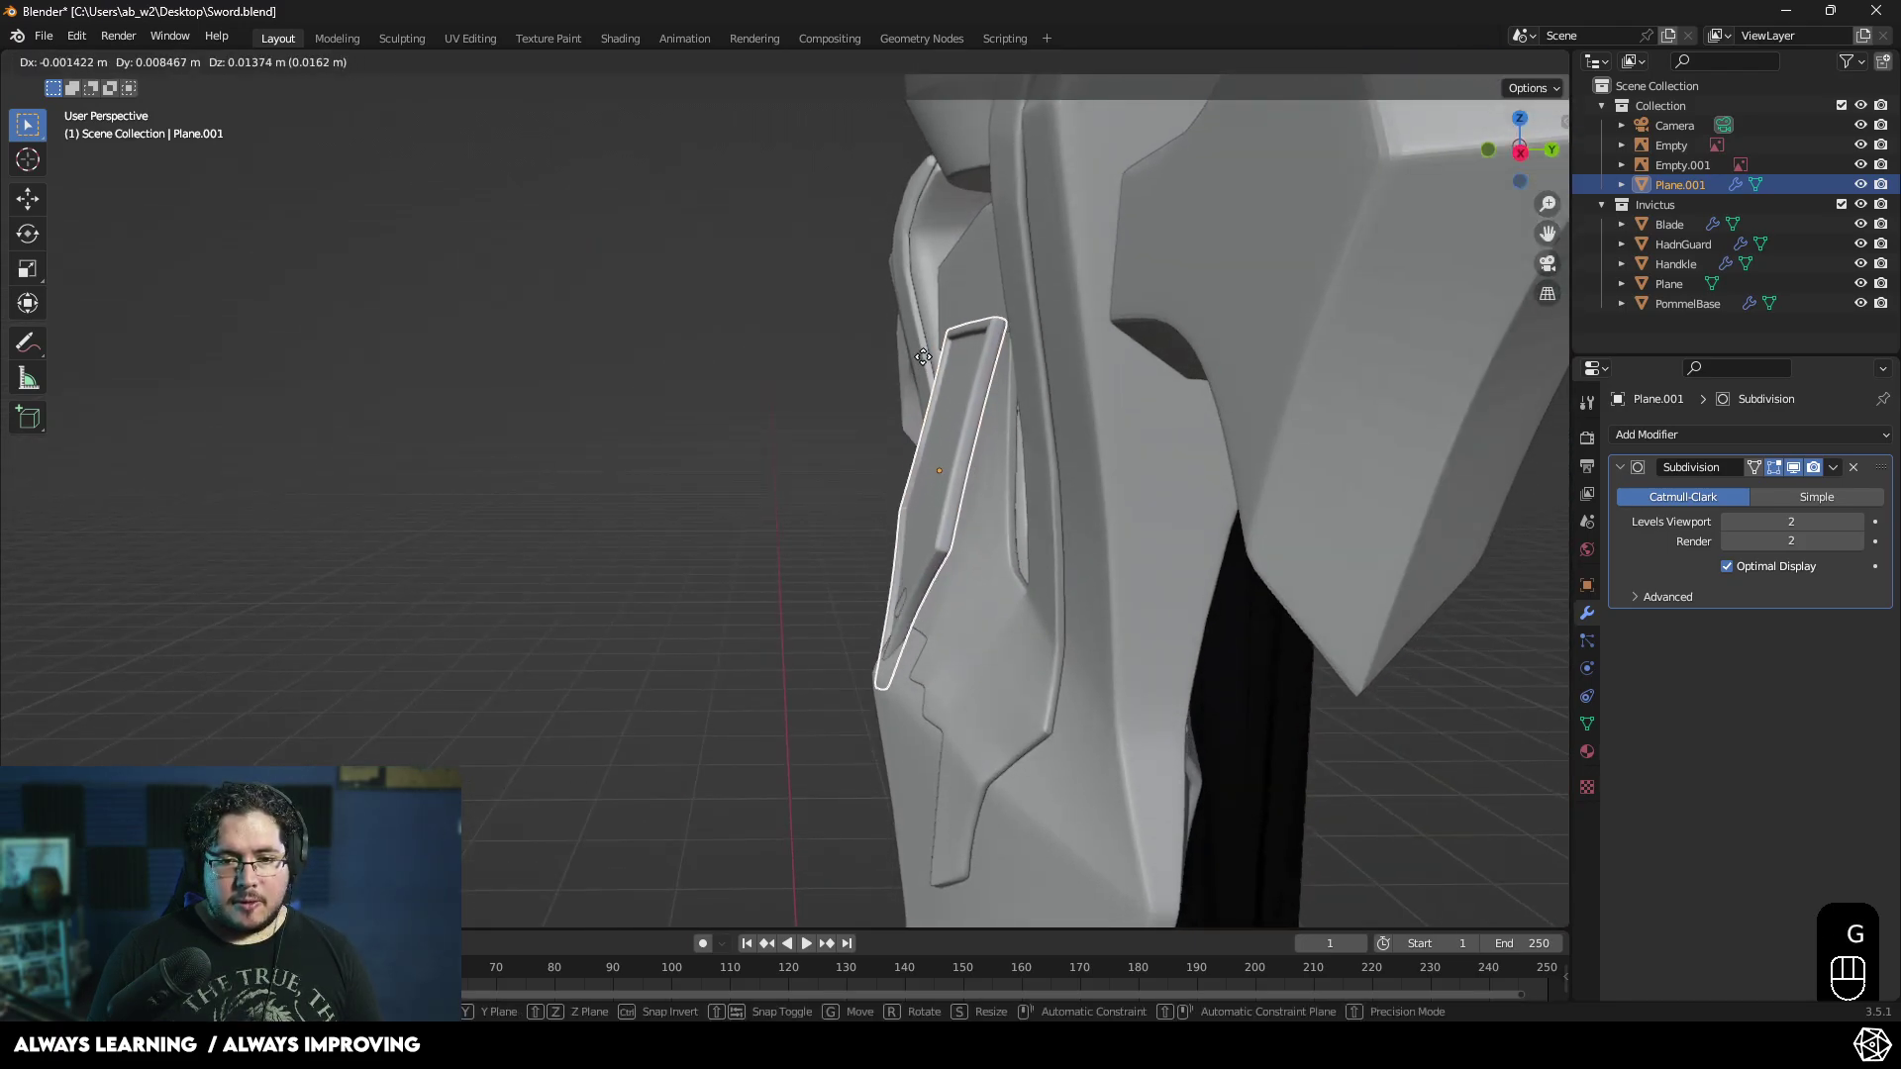
click(934, 353)
drag(947, 396, 1163, 395)
- Undo, reposition the plate from the right orthographic view and orbit around the guard to check
key(ctrl+z)
key(KP_3)
key(g)
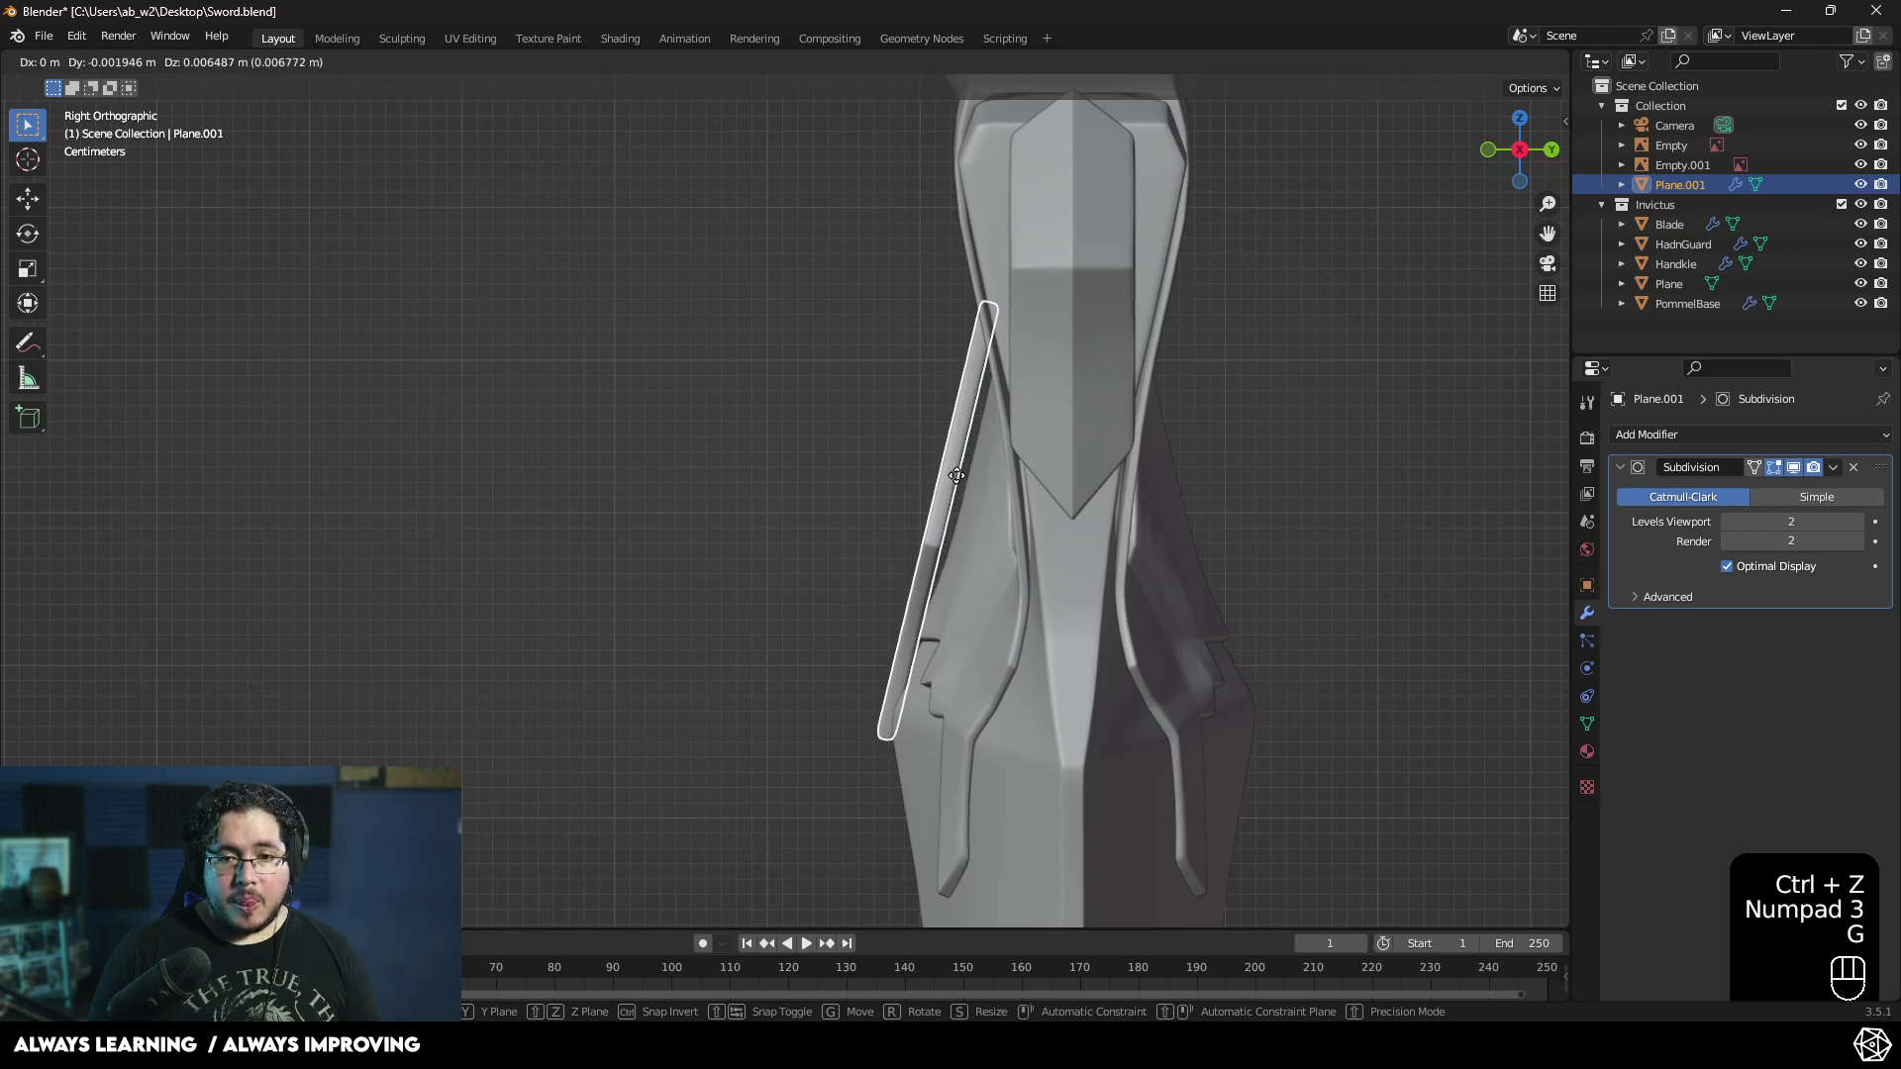
click(965, 480)
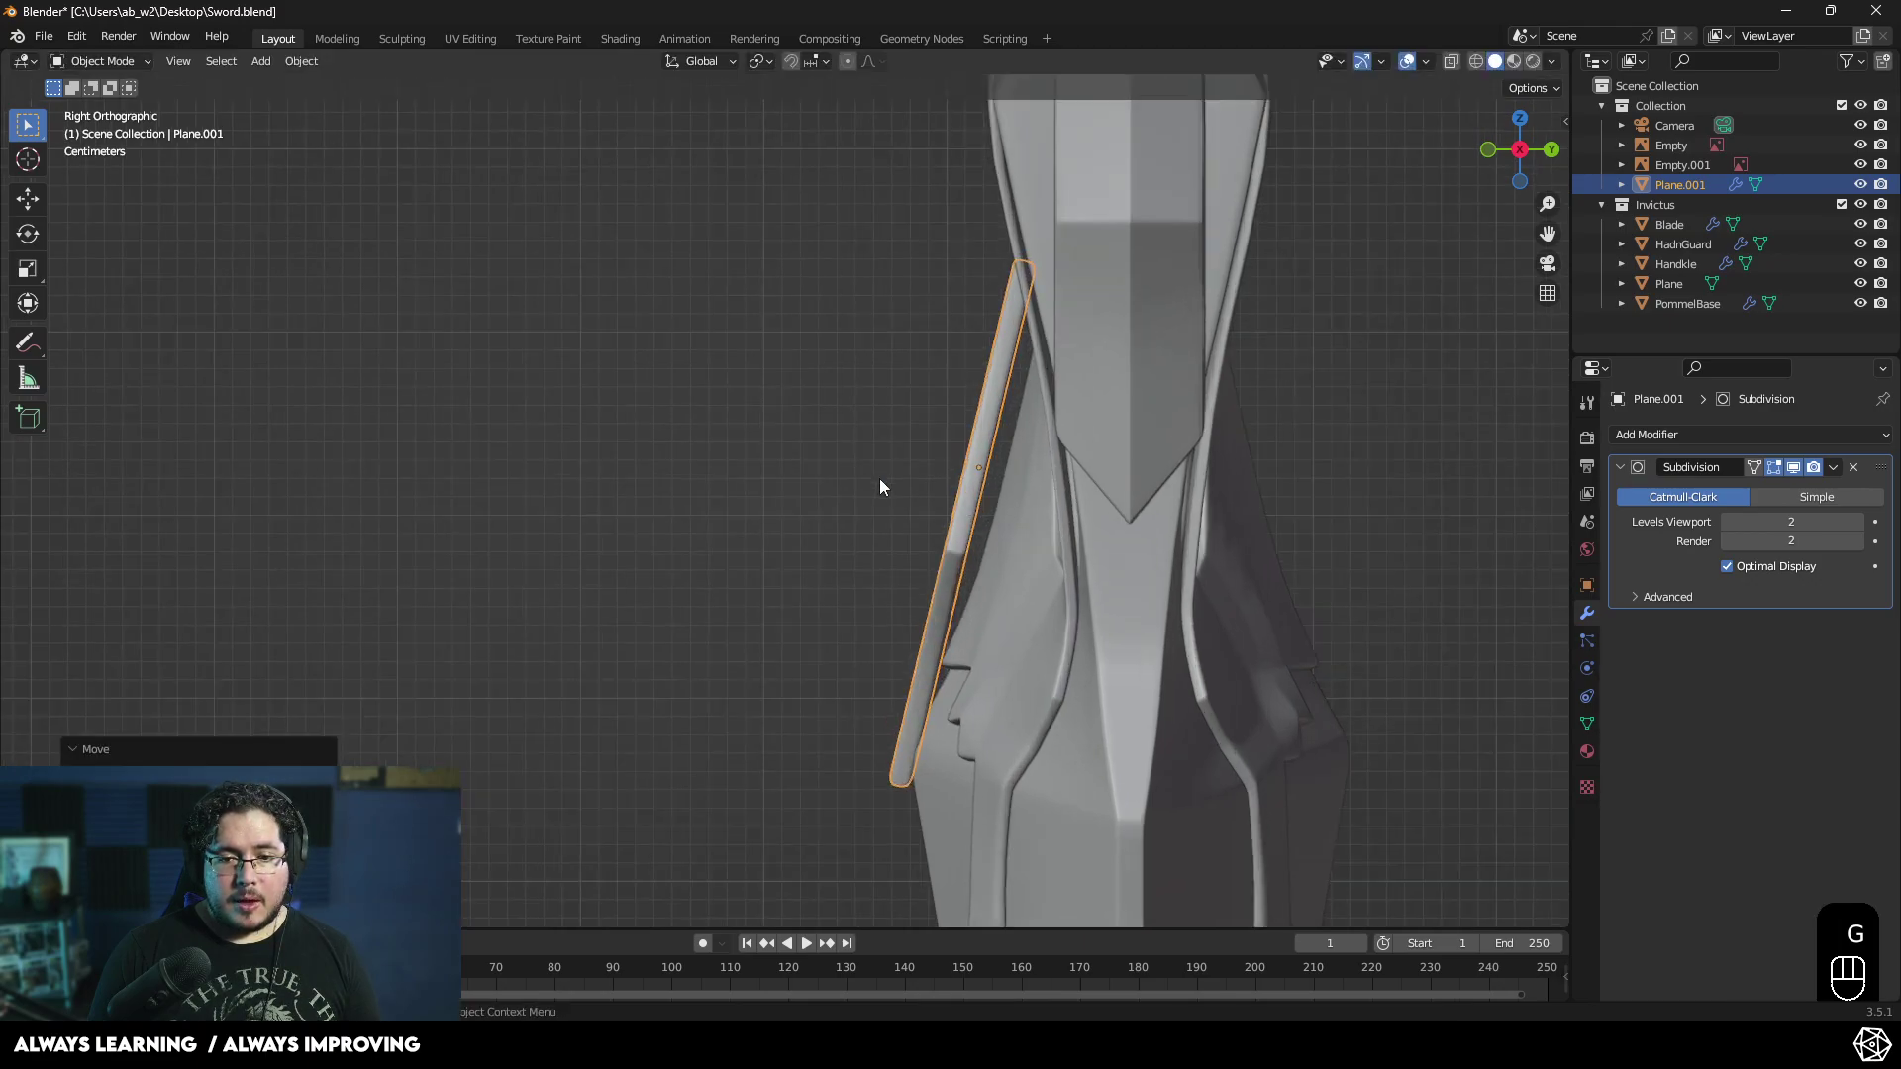
click(877, 485)
drag(868, 502, 1176, 514)
middle_click(679, 458)
drag(572, 465, 269, 488)
drag(874, 446, 1097, 444)
drag(803, 395, 835, 386)
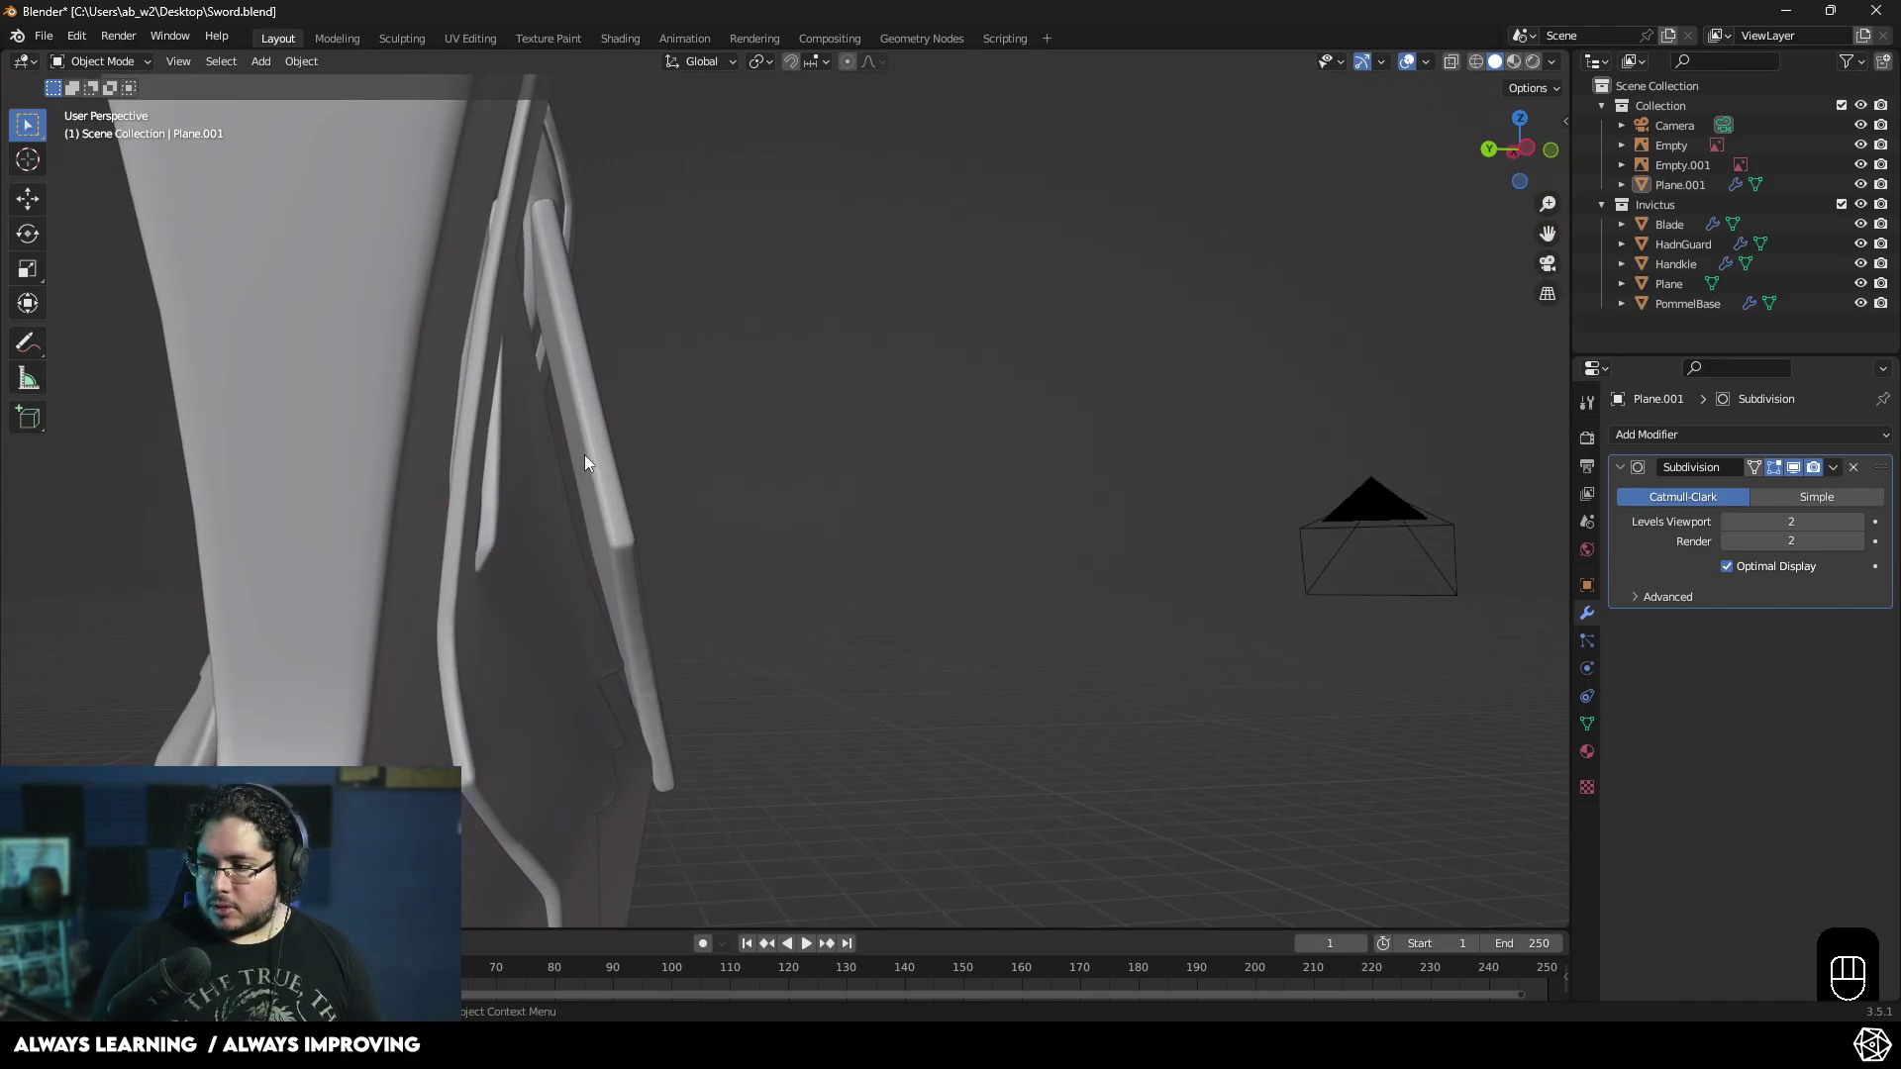
- Reselect the guard plate and move it closer in against the guard front
click(597, 460)
drag(697, 445, 586, 475)
drag(567, 454, 420, 442)
middle_click(695, 421)
drag(737, 461, 712, 483)
drag(698, 457, 630, 435)
key(g)
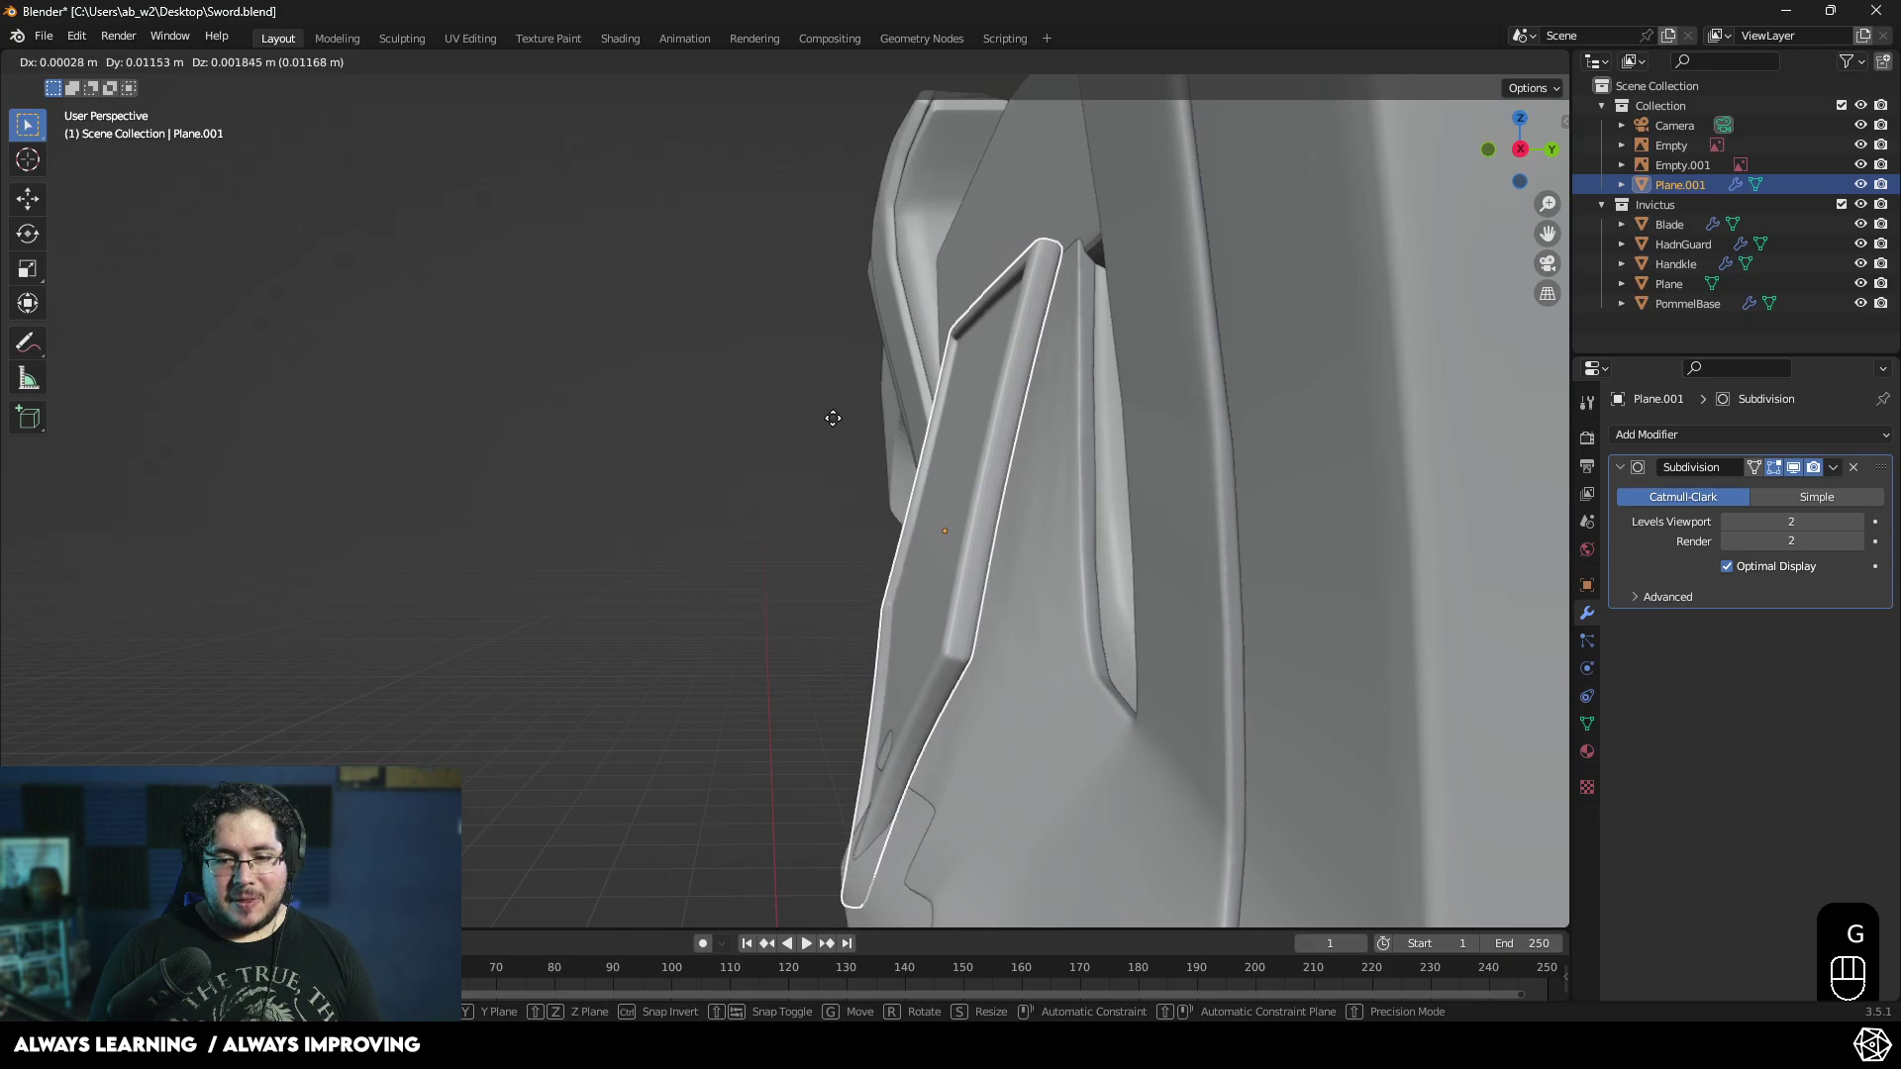
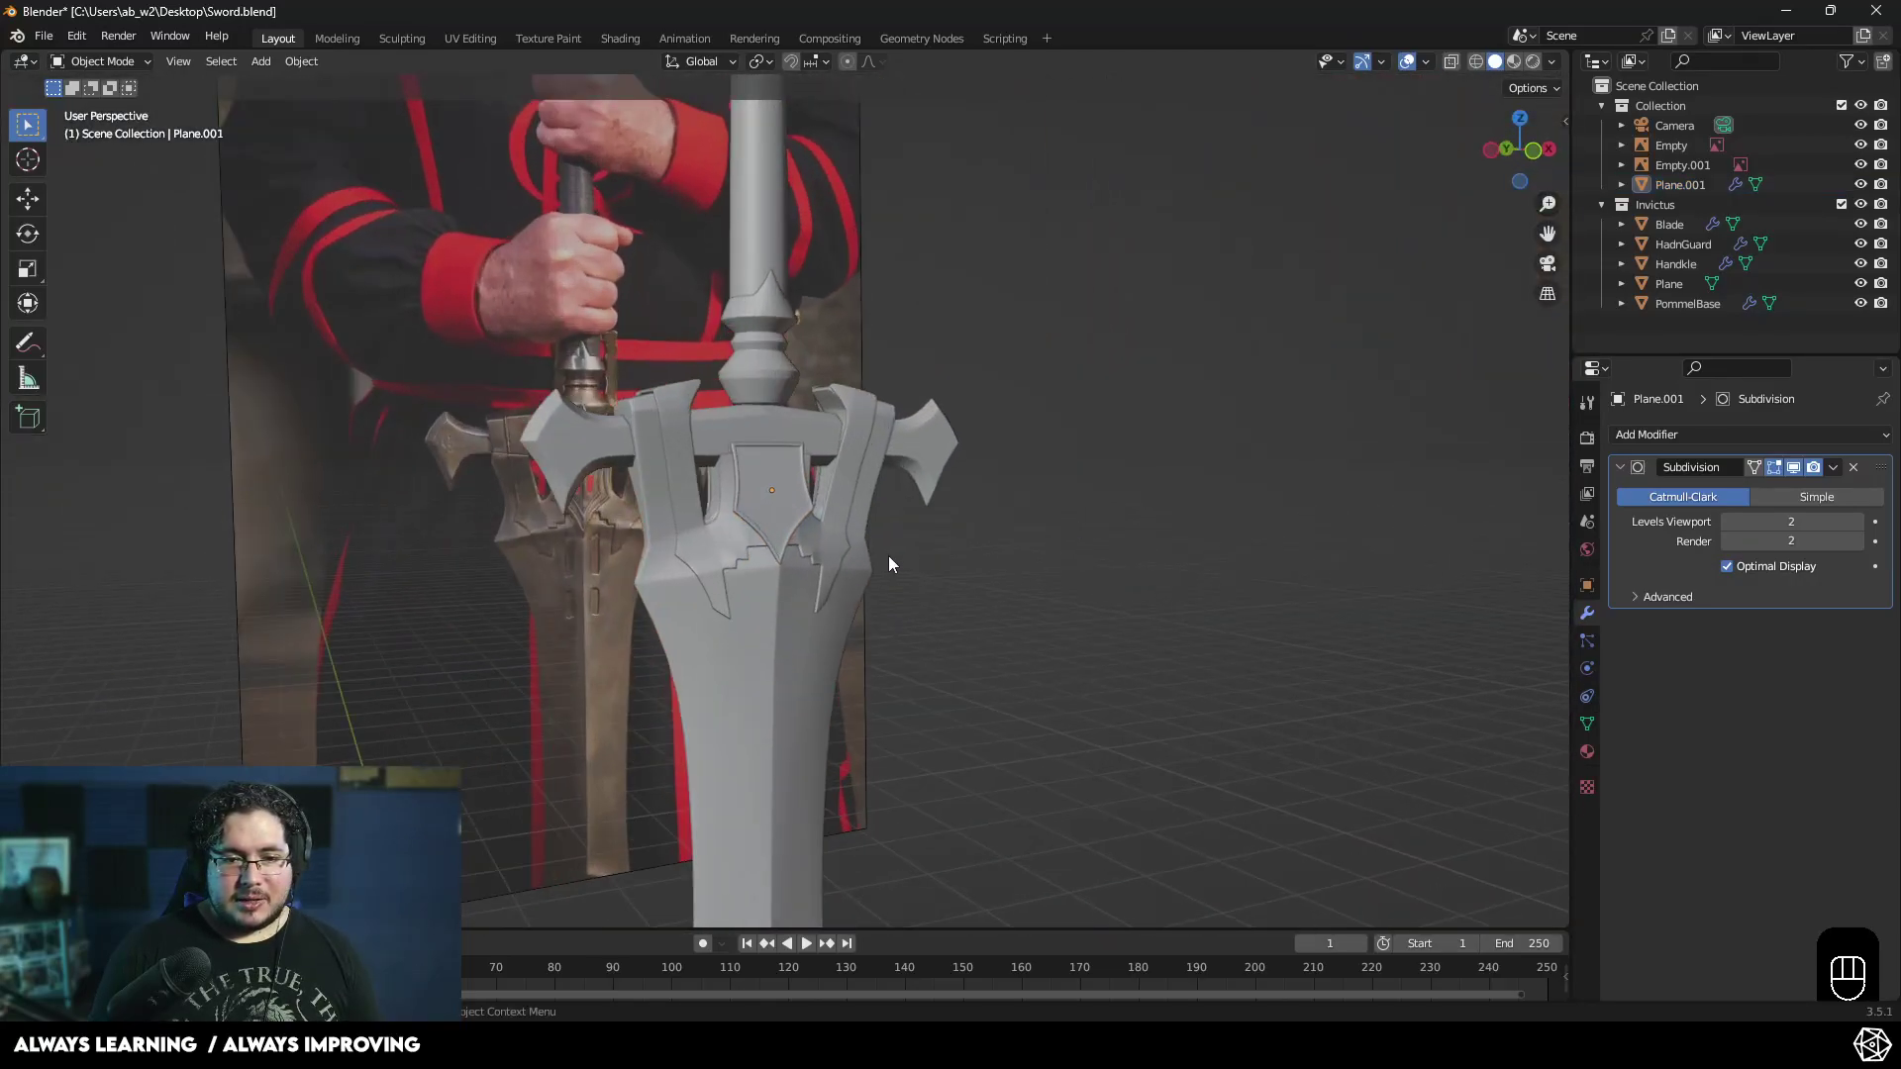
drag(895, 561, 940, 559)
click(940, 558)
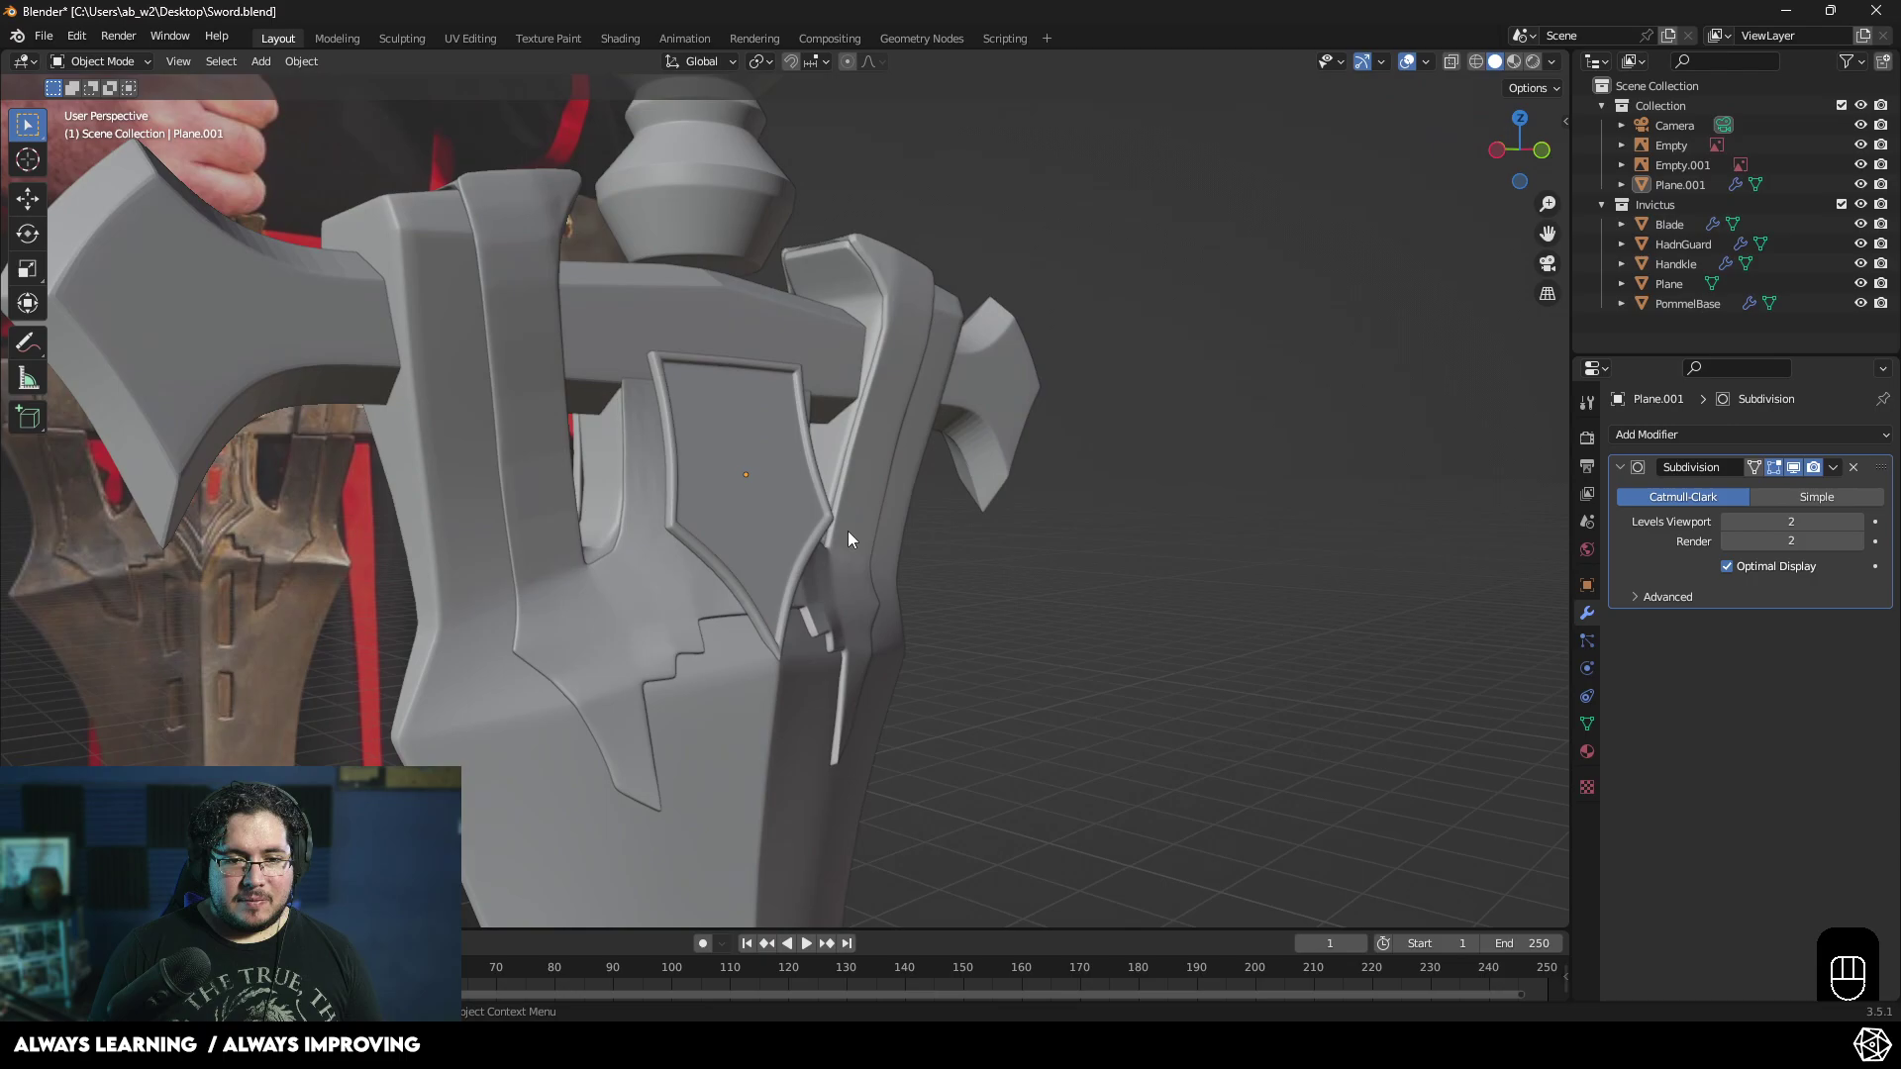
click(760, 492)
drag(843, 541, 905, 527)
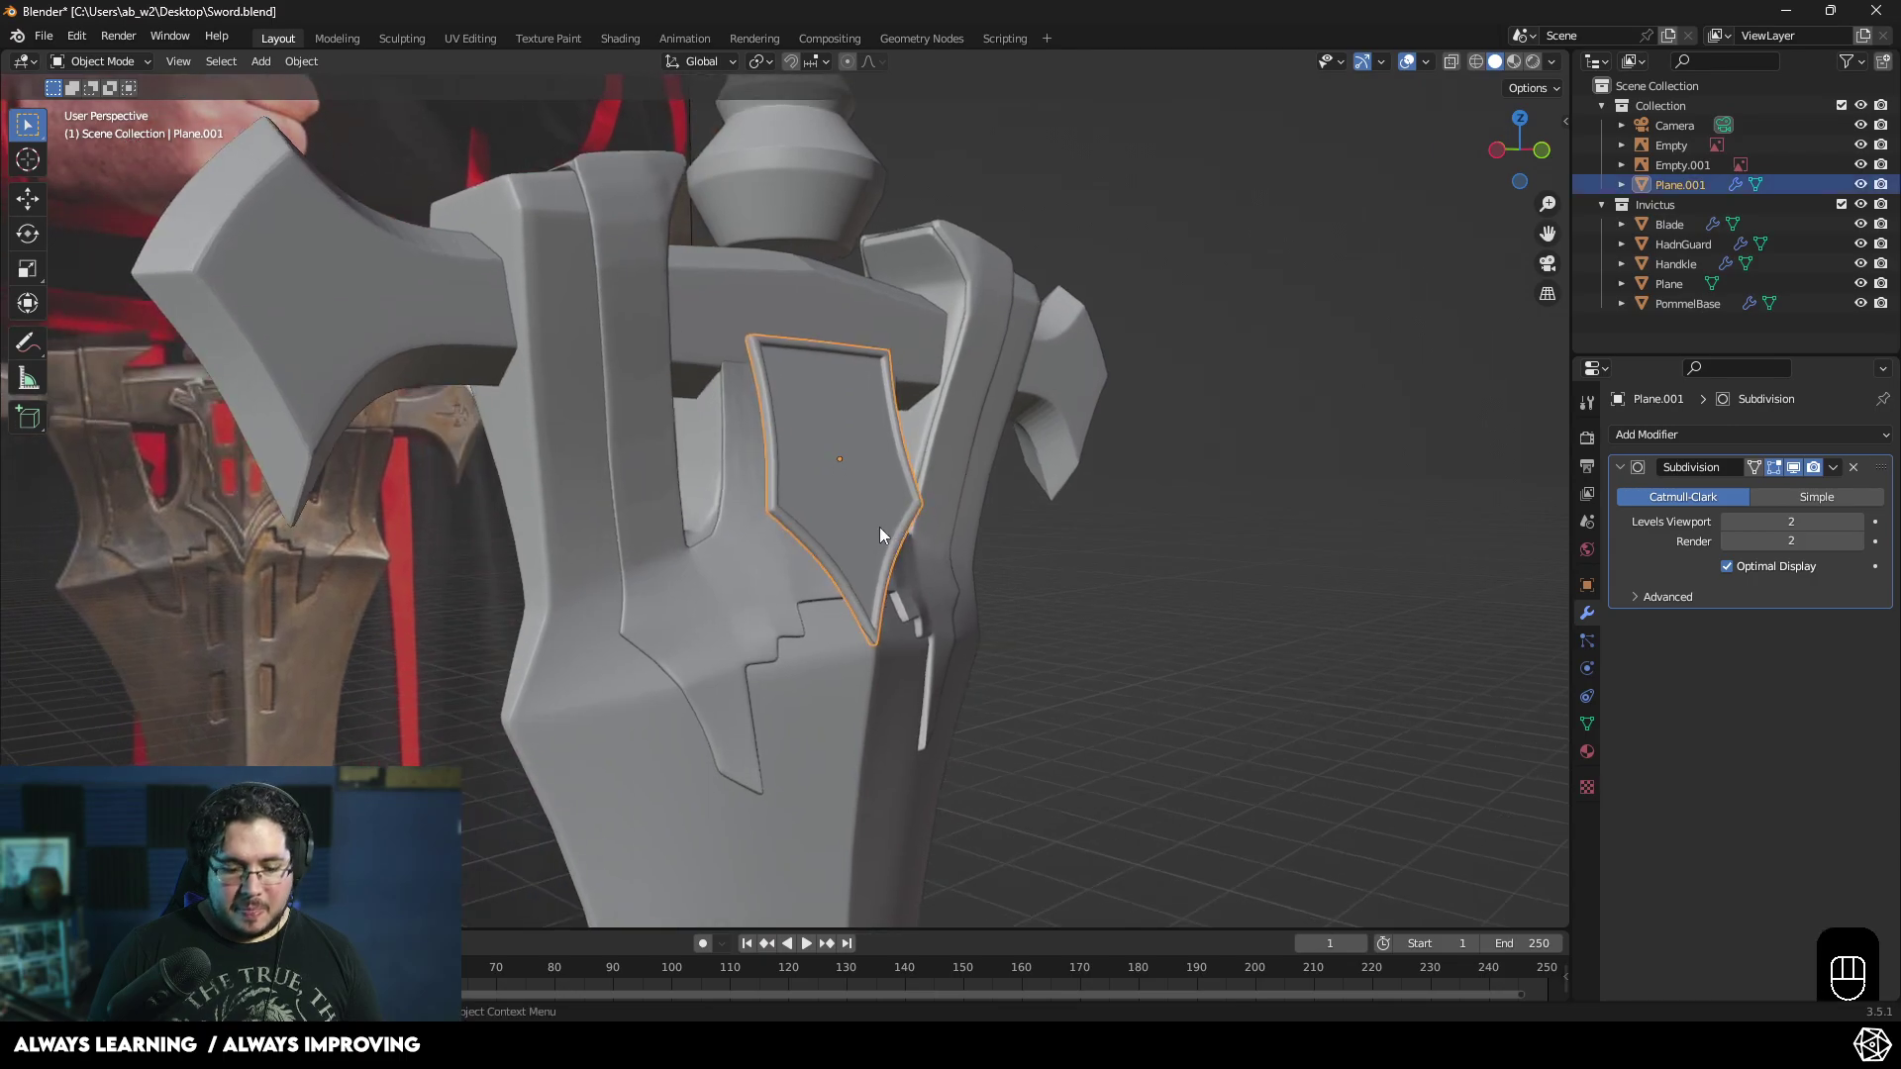
- From front and right views, shift the plate along Z and adjust its rotation on the guard
key(KP_1)
key(g)
key(z)
click(877, 560)
drag(919, 562, 1041, 554)
drag(977, 490, 1001, 498)
key(KP_3)
key(r)
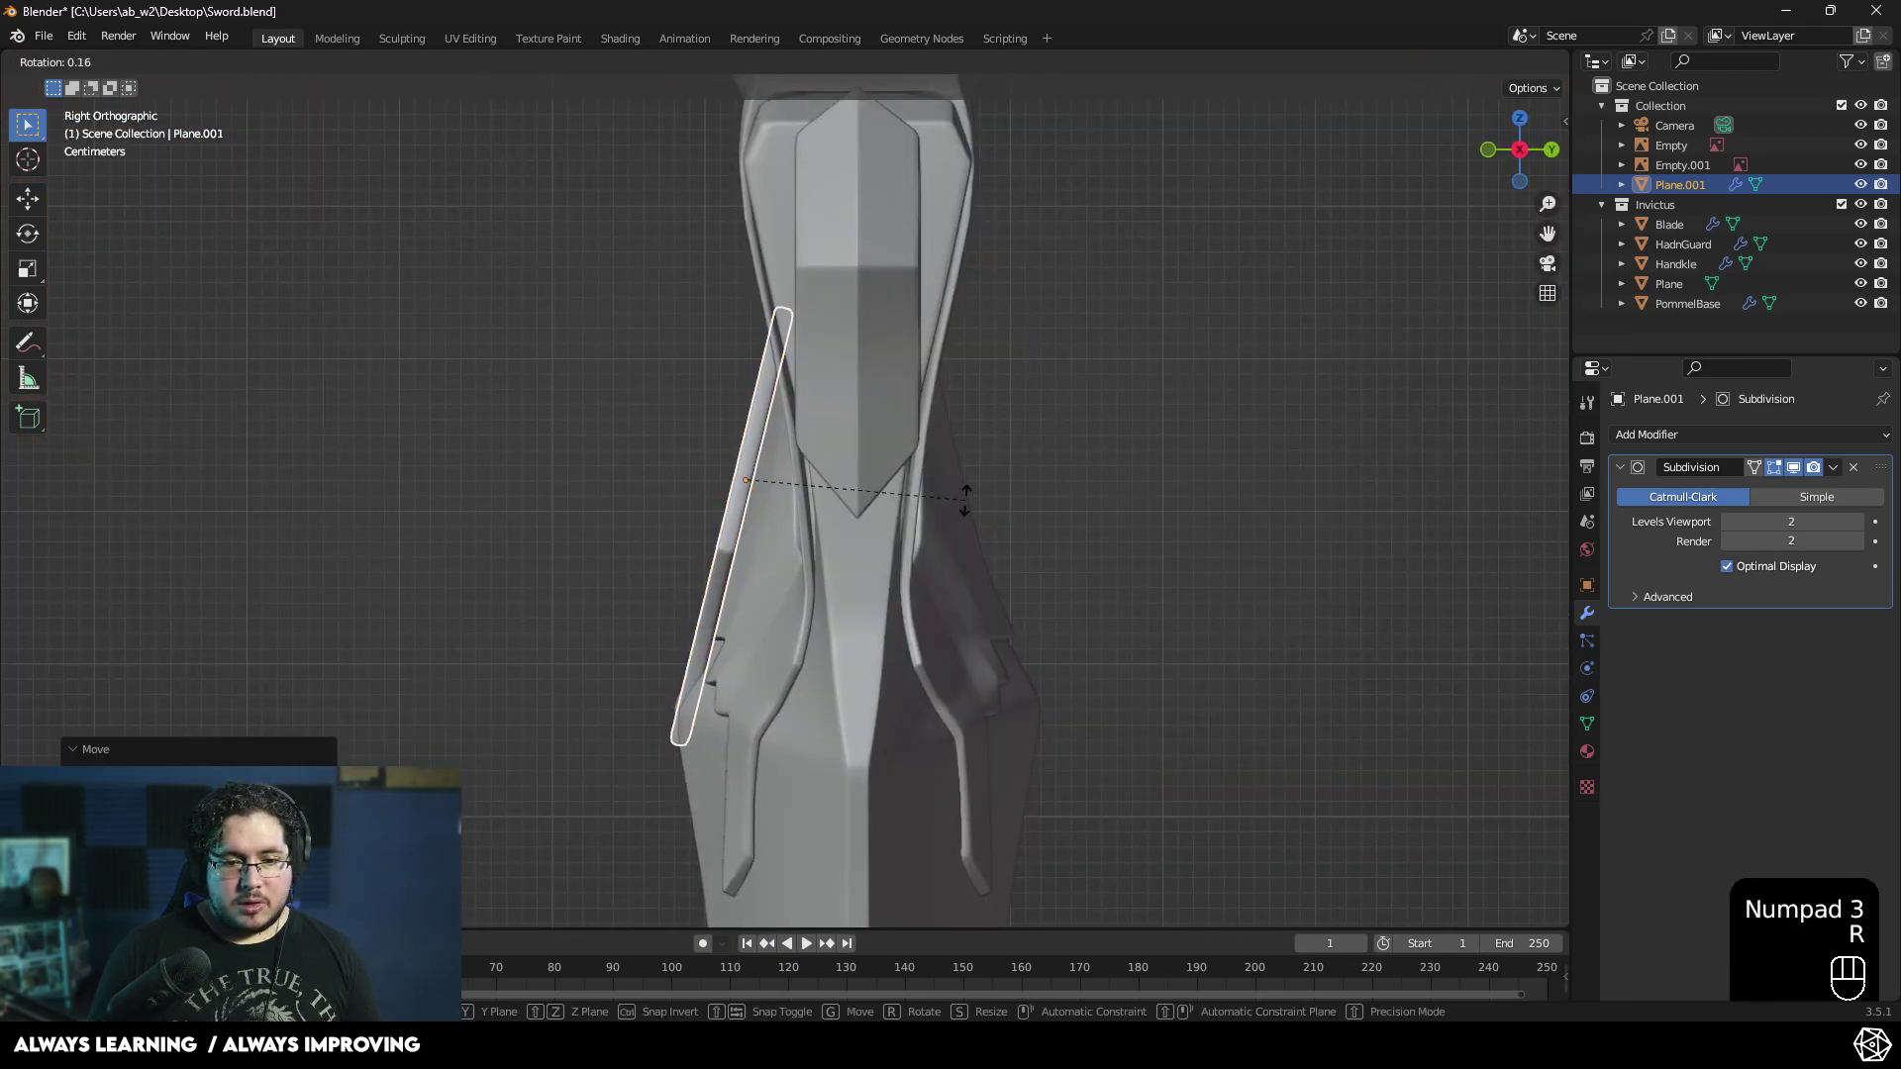
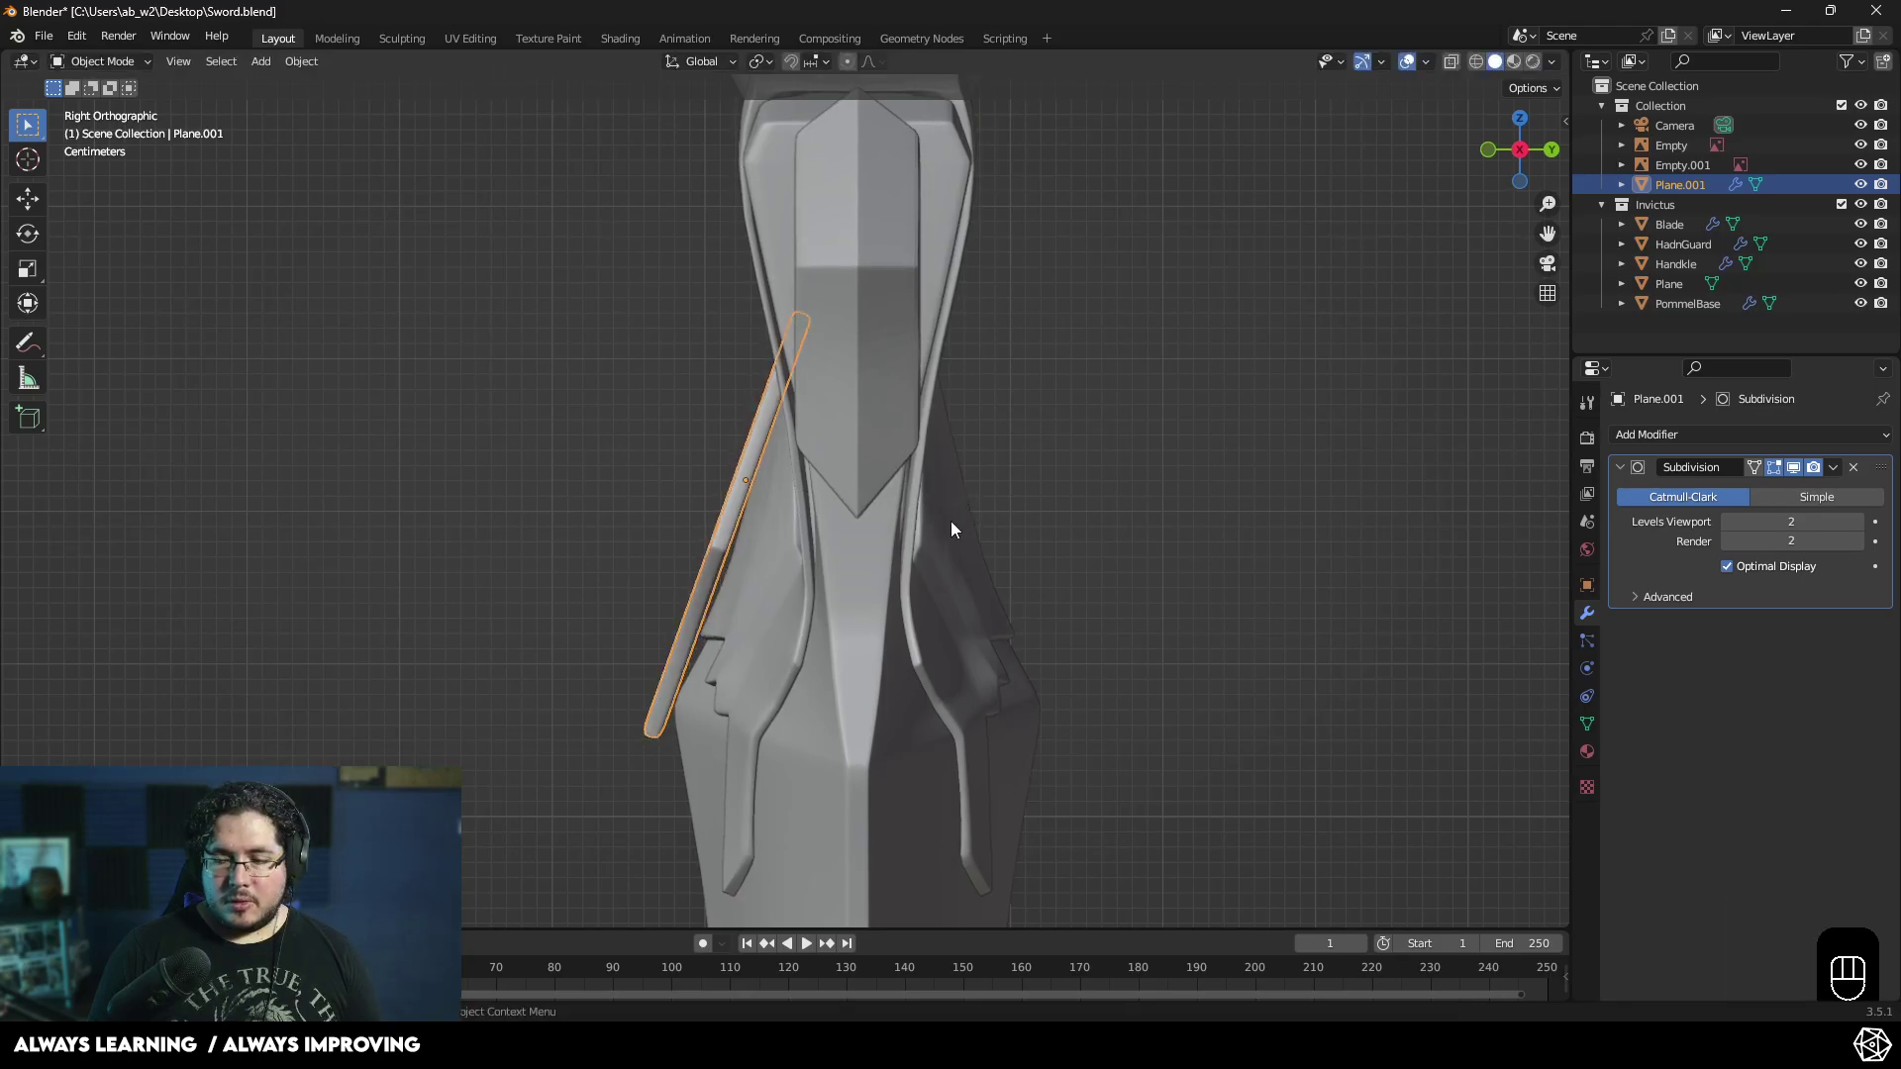
key(g)
click(961, 535)
- Rotate the plate about X again and nudge its depth from the right view
drag(769, 549, 1078, 545)
key(r)
key(x)
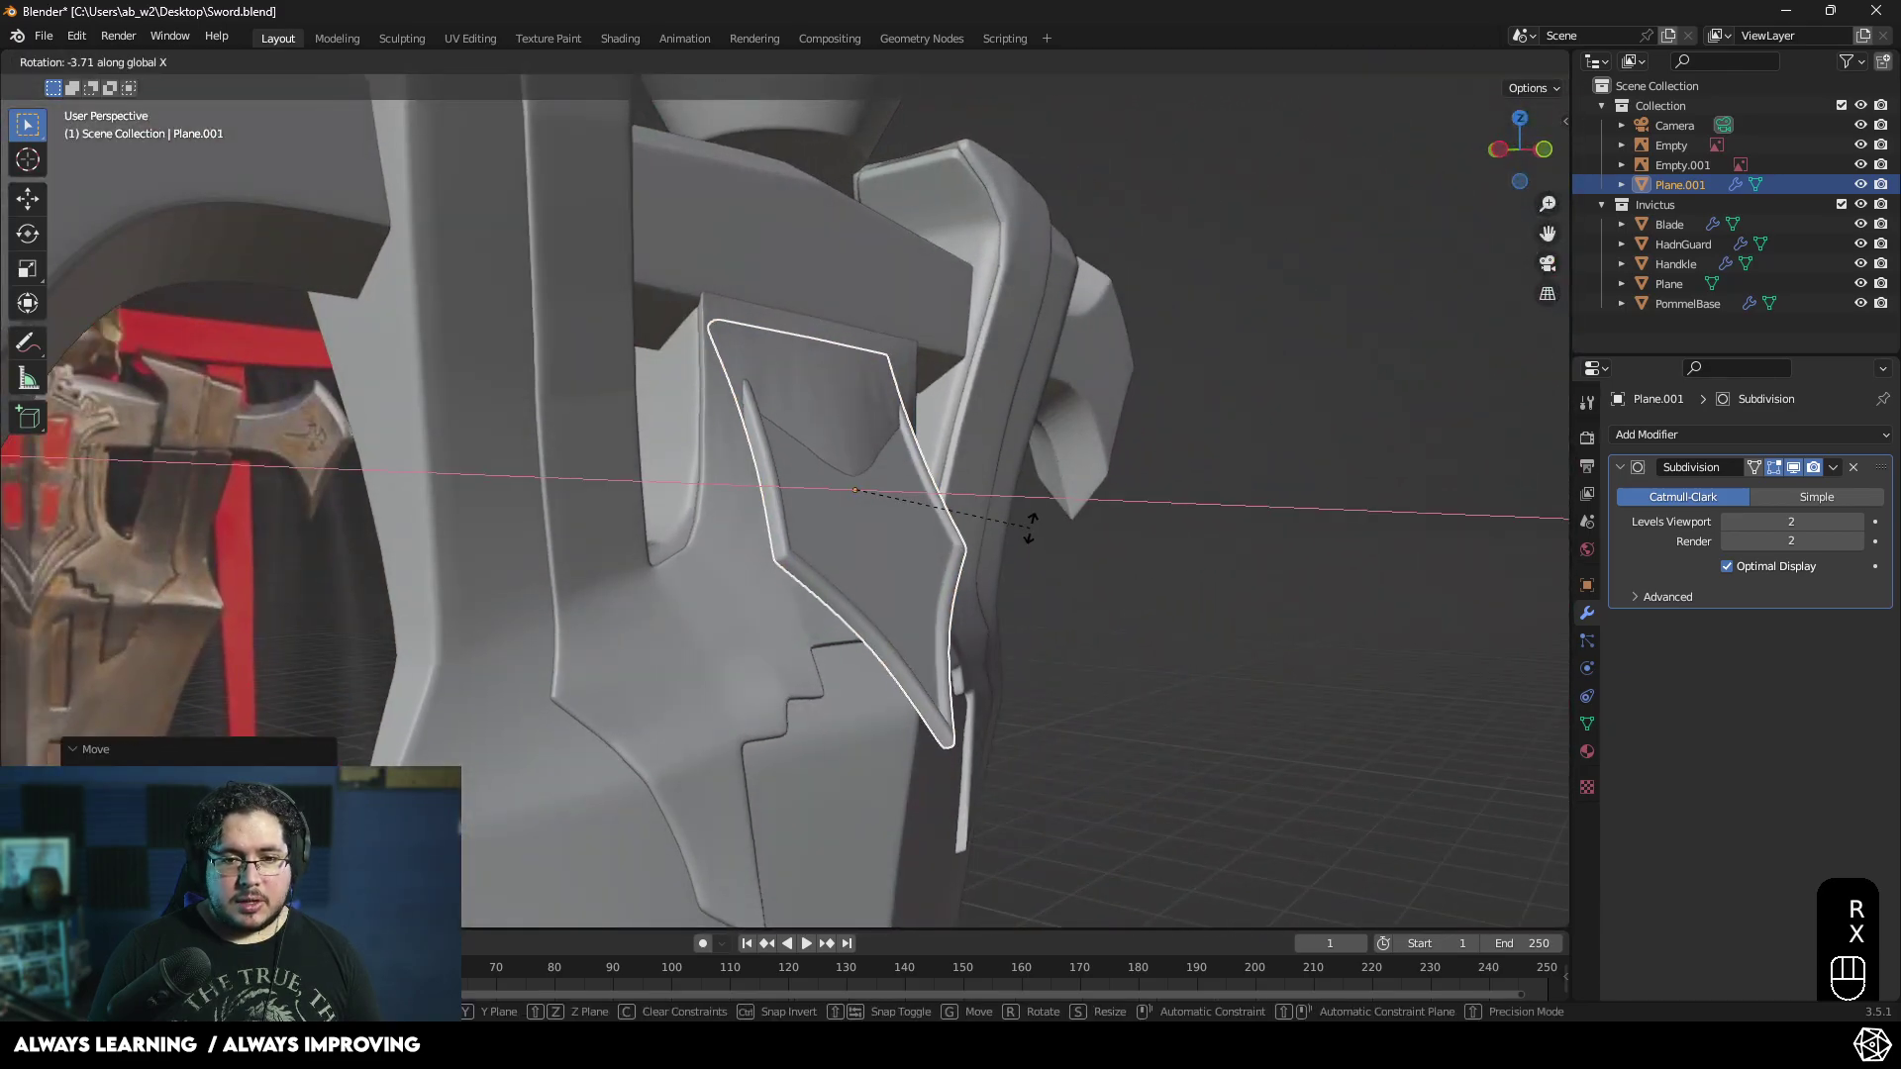
click(1035, 562)
drag(1068, 563, 1104, 564)
key(KP_3)
key(g)
click(1095, 565)
- Make a final depth nudge in right view so the plate sits flush, then orbit the sword to inspect
drag(803, 557, 1165, 553)
key(KP_3)
key(g)
click(1103, 574)
drag(909, 596, 1139, 614)
click(1228, 583)
middle_click(1018, 593)
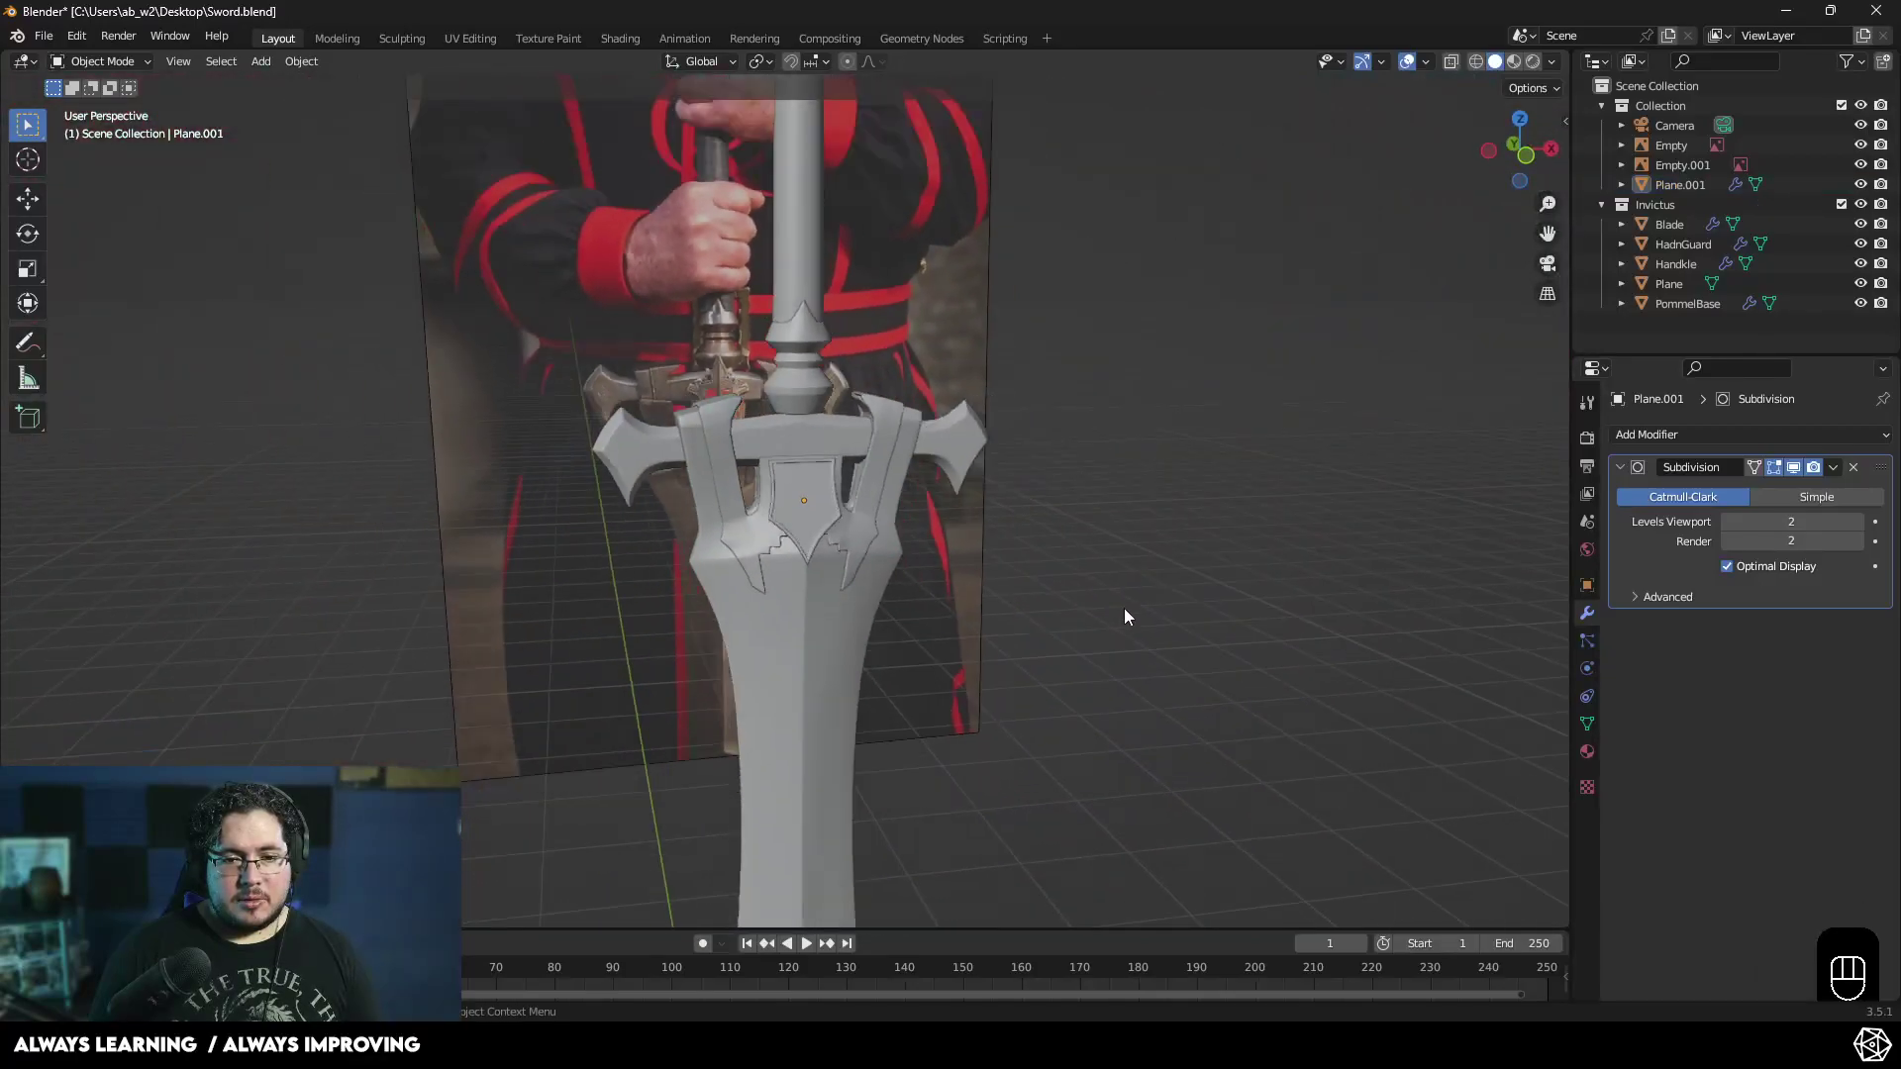
drag(1065, 618, 870, 634)
drag(612, 676, 739, 558)
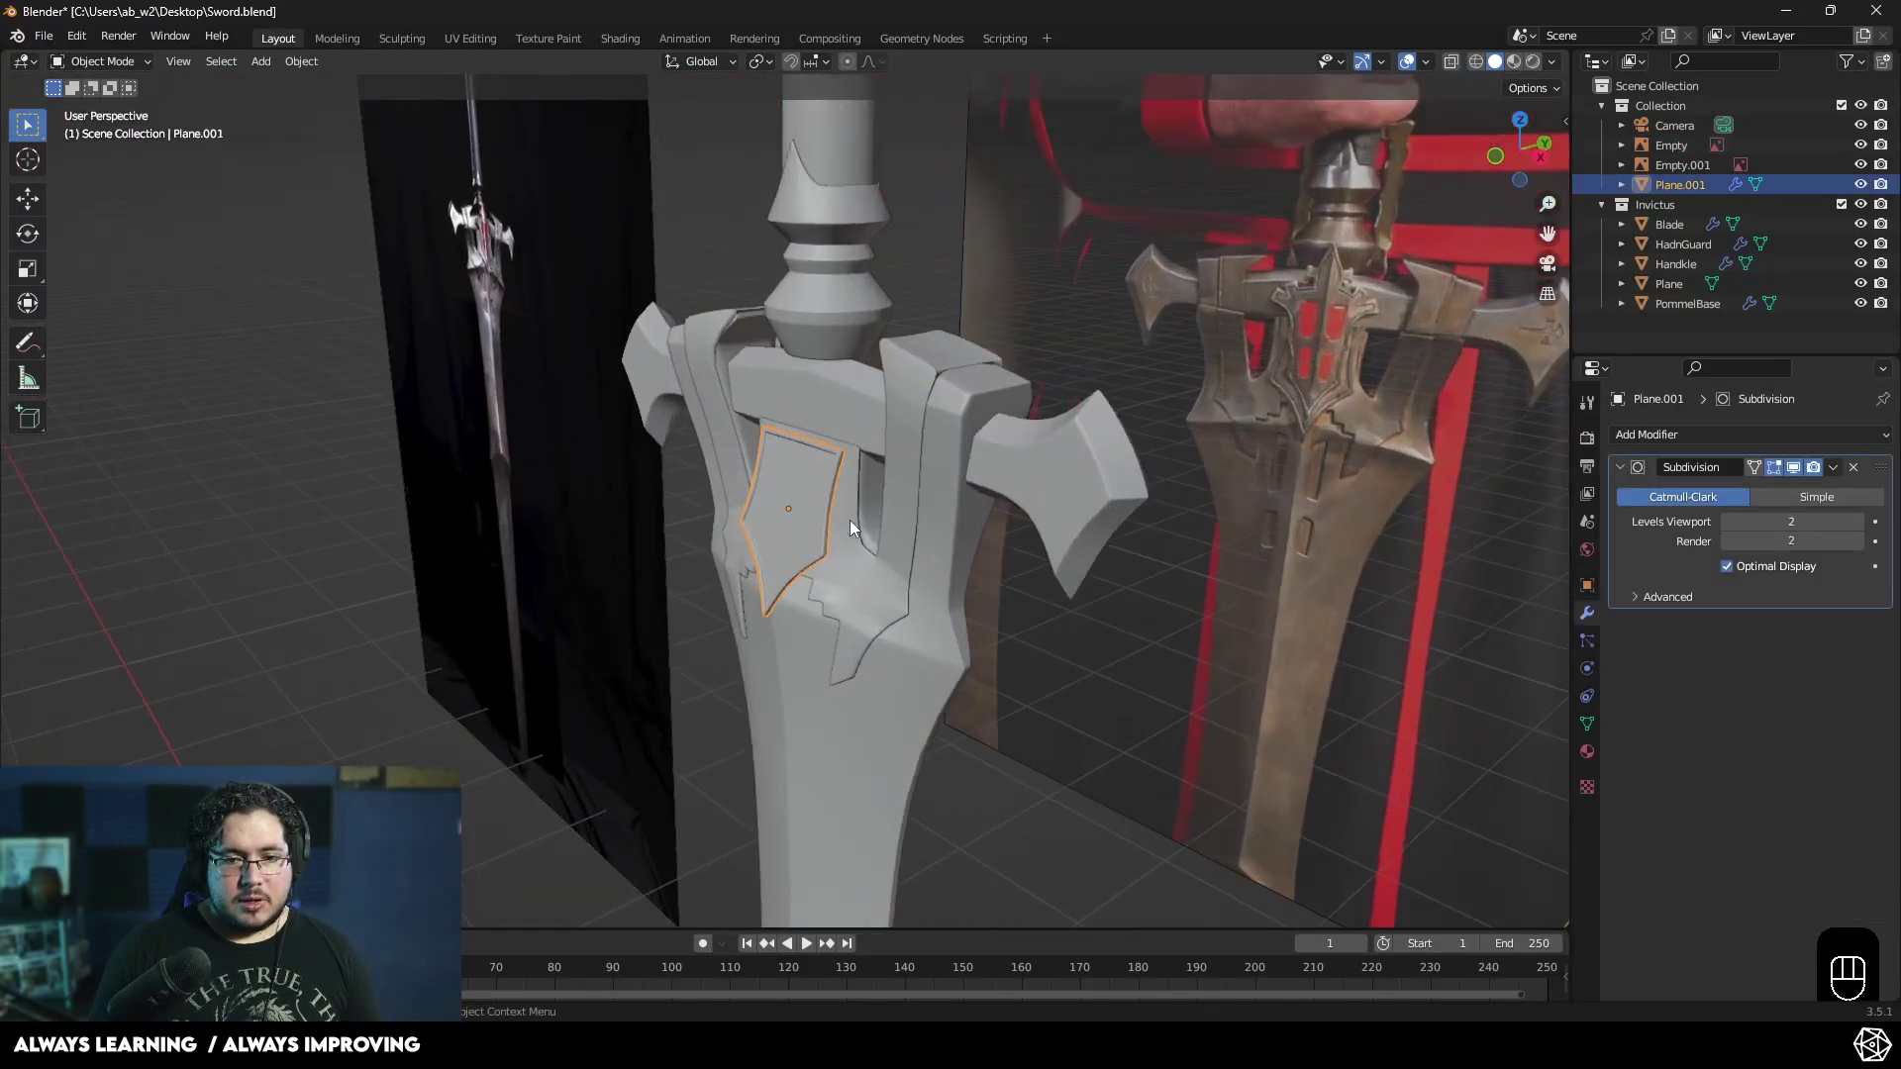
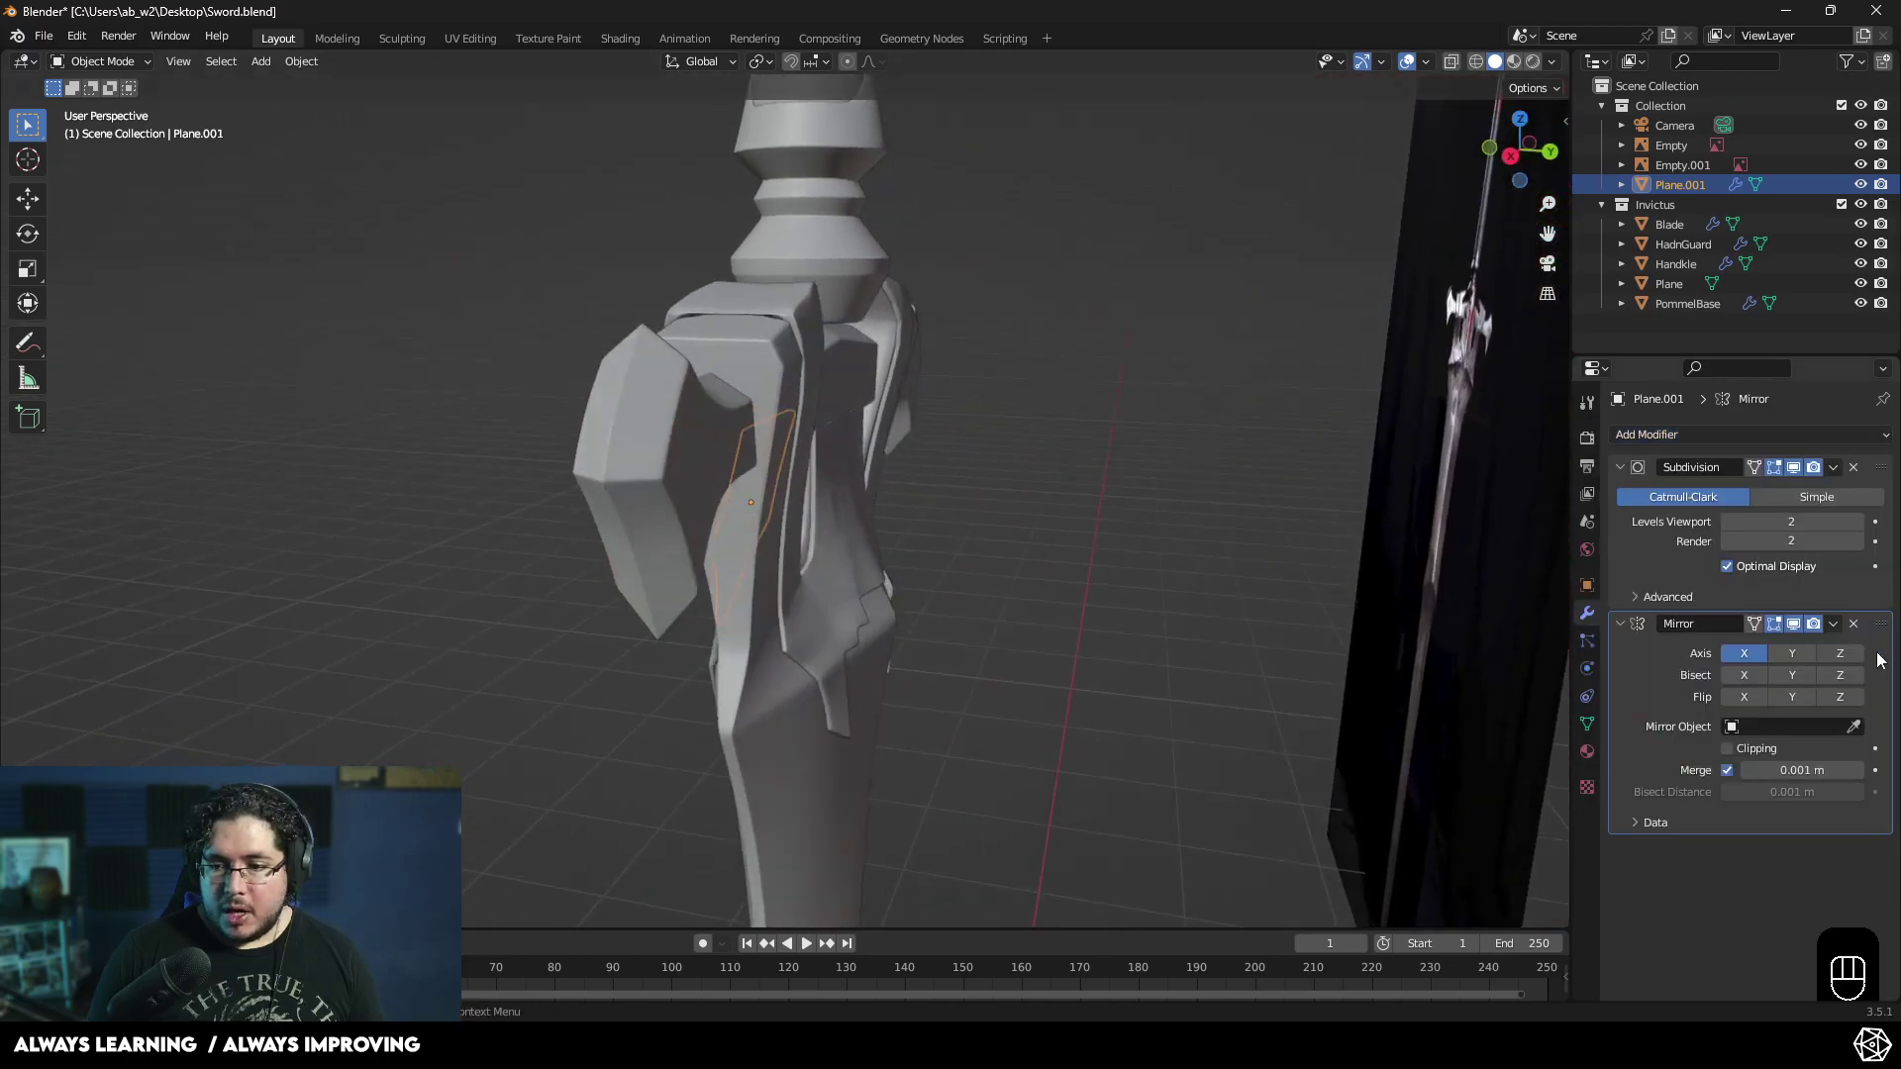
- Switch the guard plate's Mirror modifier axis from X to Y
click(1847, 658)
click(1794, 649)
click(1757, 650)
click(1852, 657)
- Add a plain-axes empty to the scene and reselect Plane.001
drag(1137, 598, 969, 597)
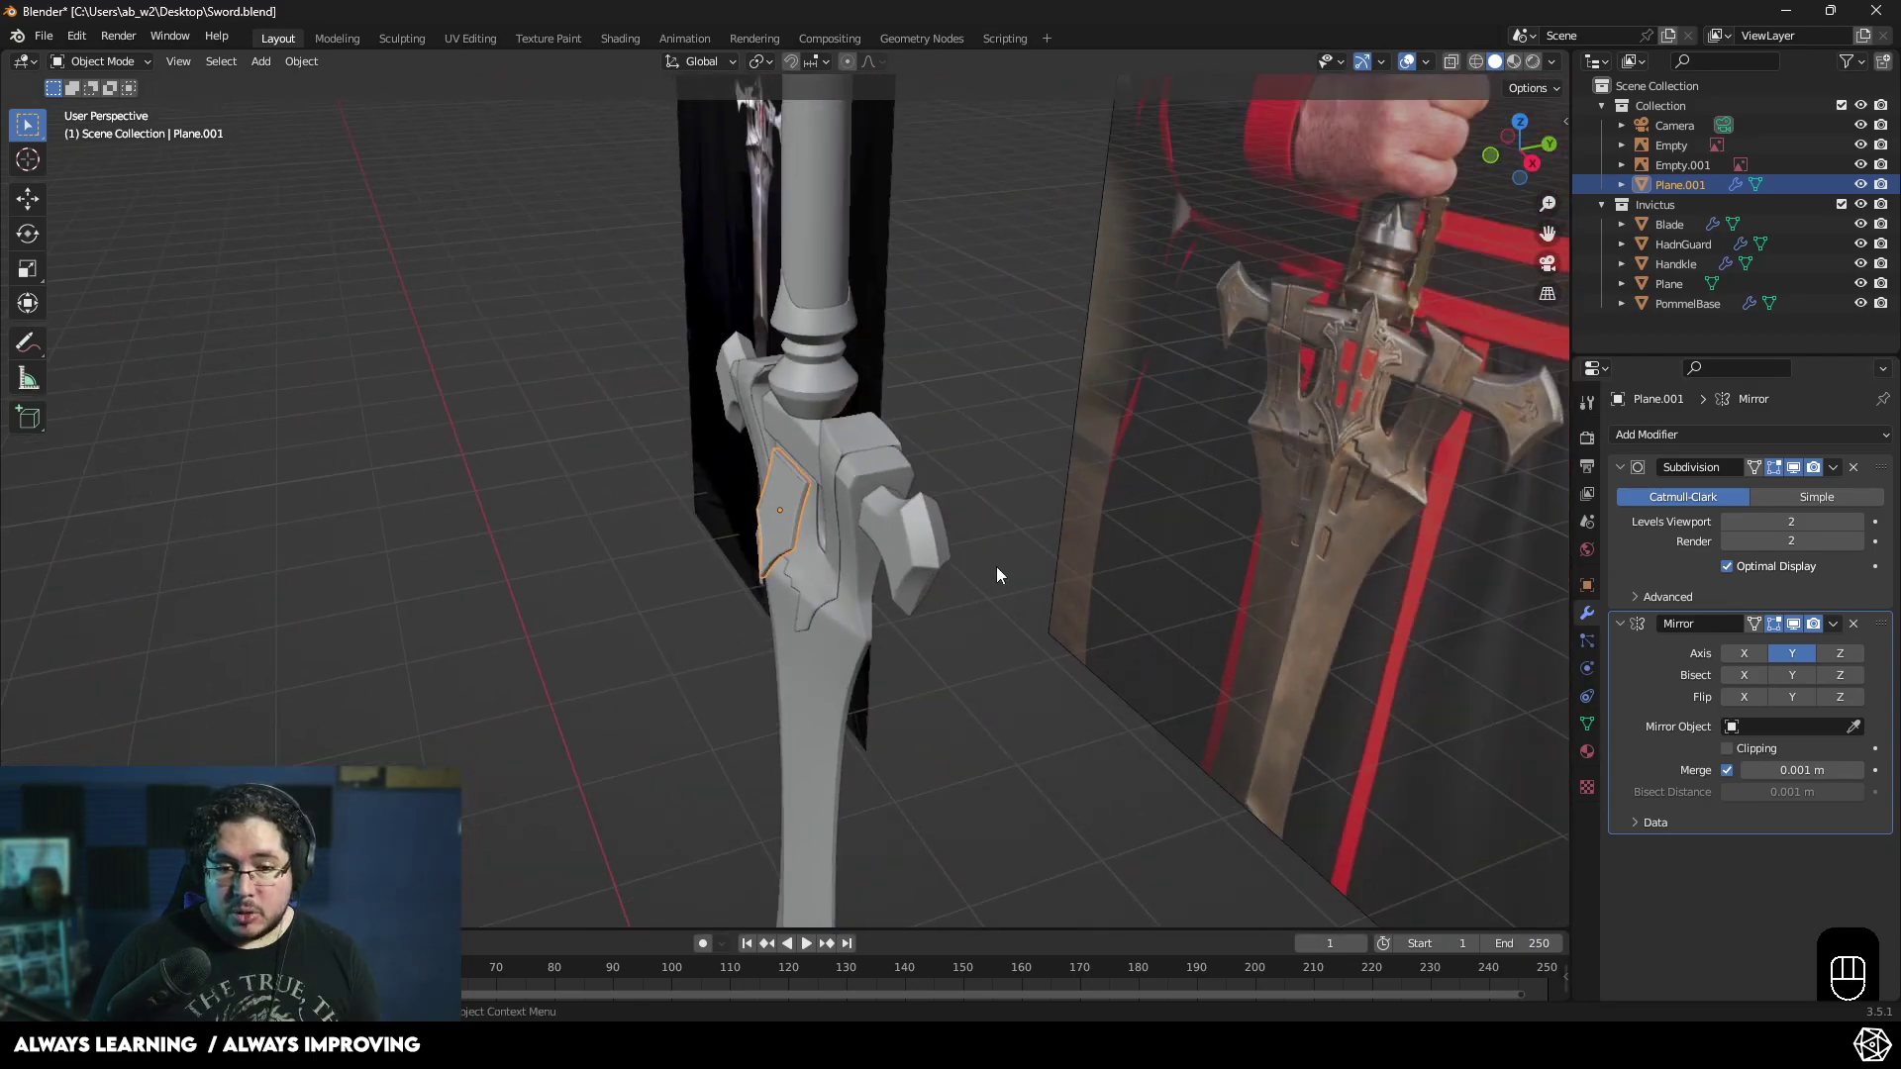
key(shift+a)
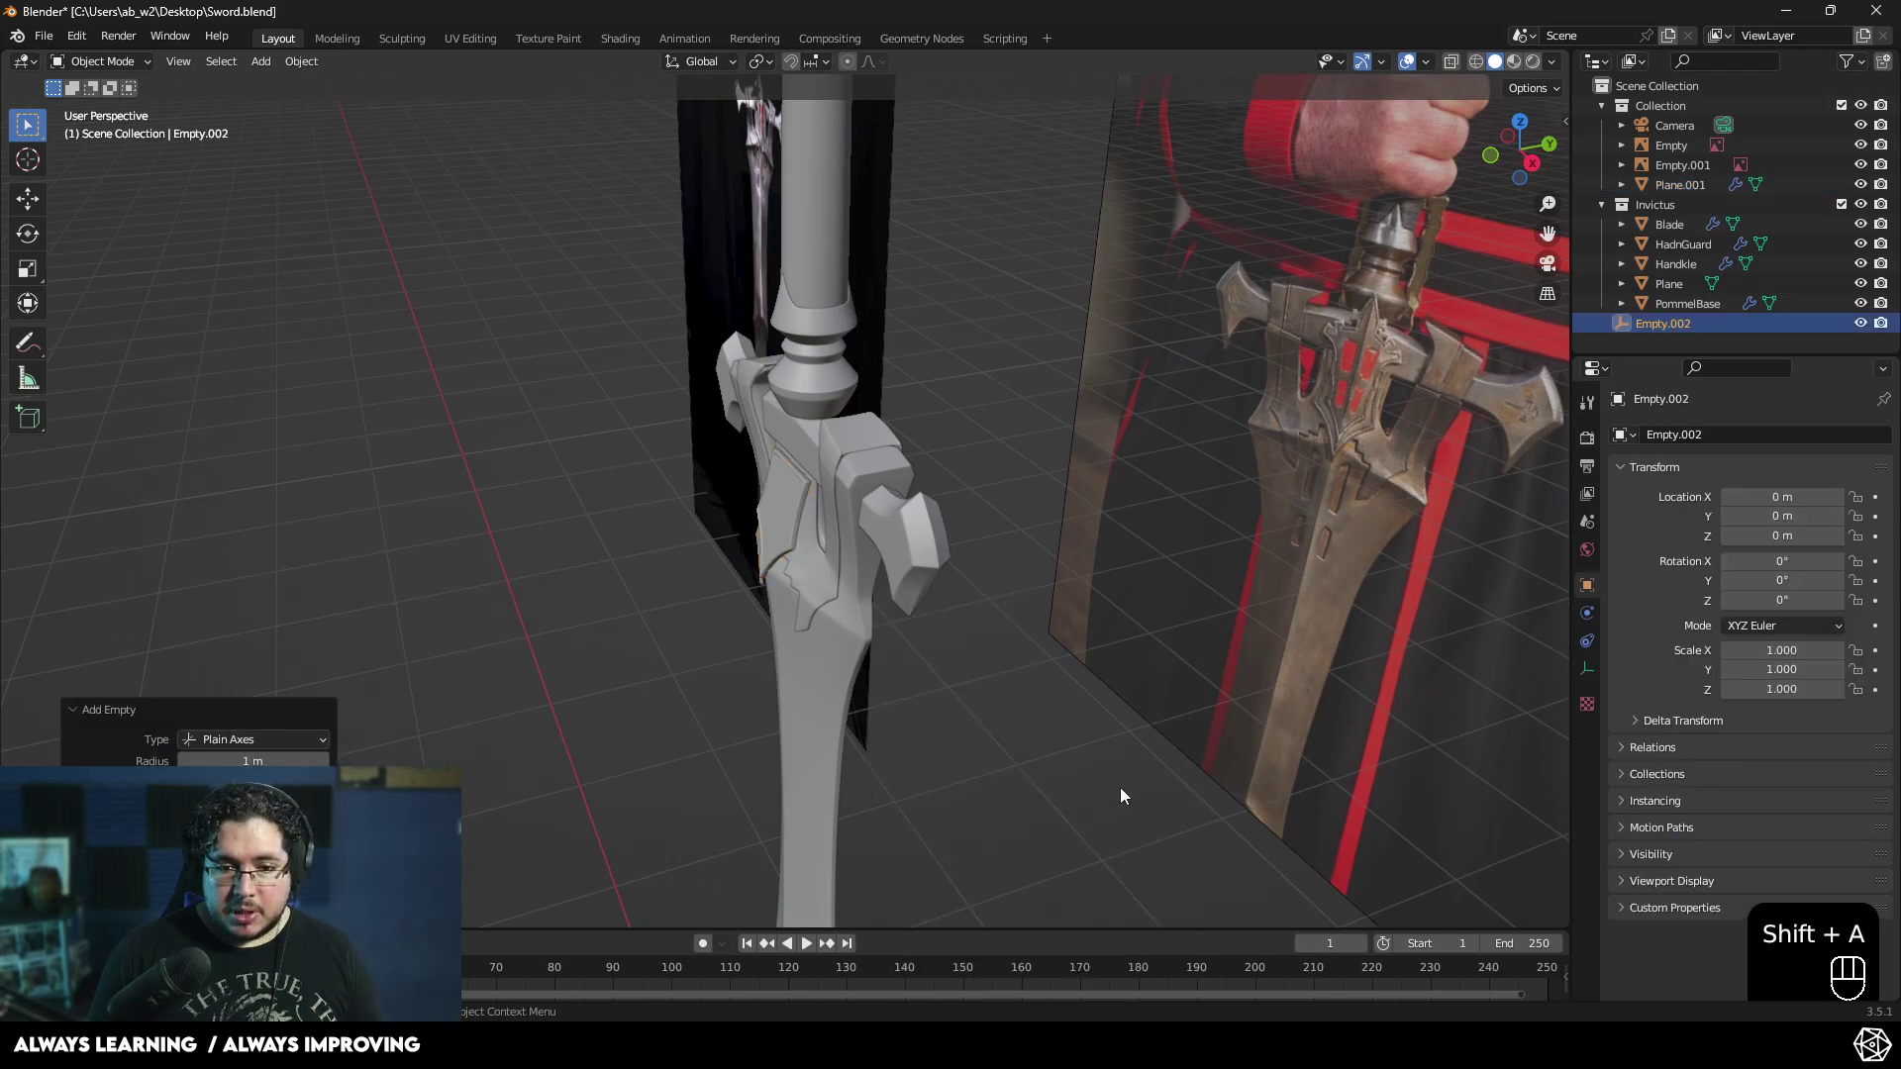
click(769, 508)
click(1860, 737)
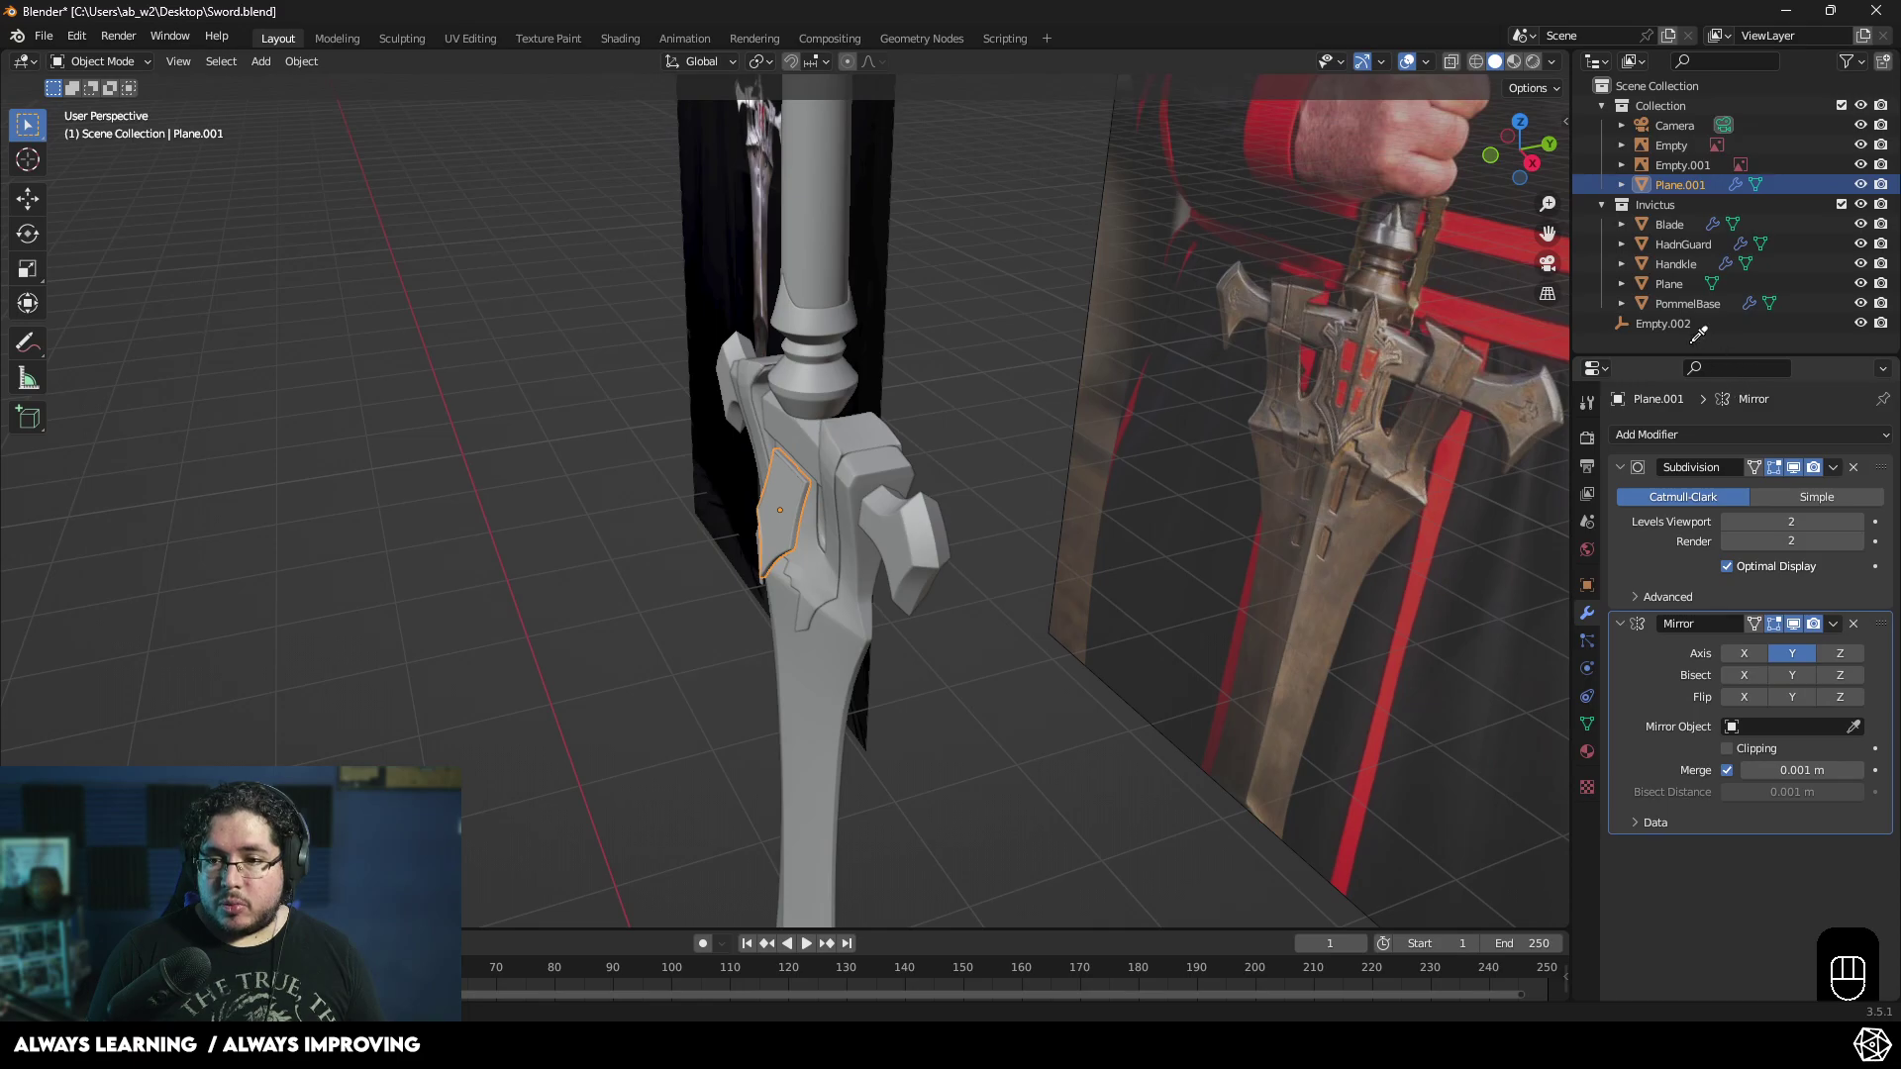
- Orbit around the guard to inspect the mirrored tab, then return to front view
middle_click(774, 592)
click(963, 571)
drag(1015, 559, 1053, 518)
drag(878, 727, 1123, 746)
middle_click(1110, 738)
middle_click(1109, 734)
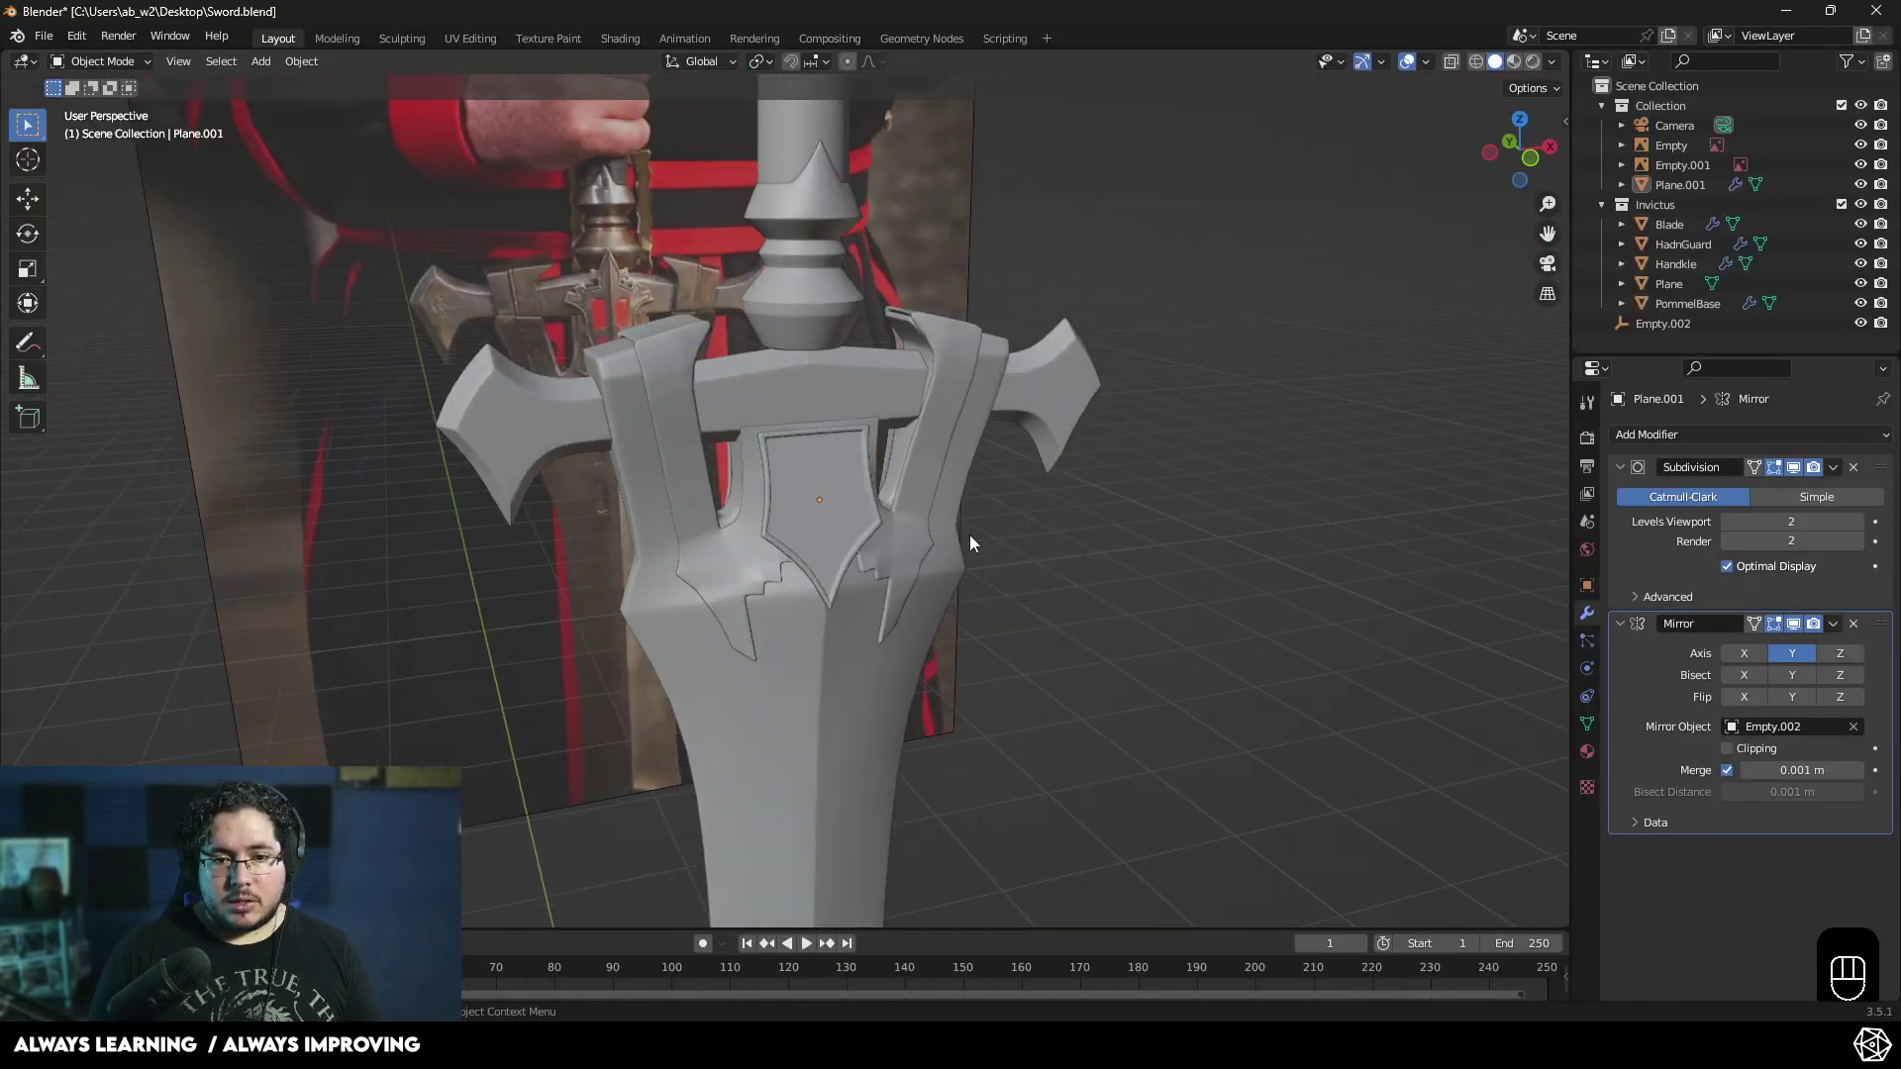
click(1117, 576)
drag(1096, 608, 1125, 682)
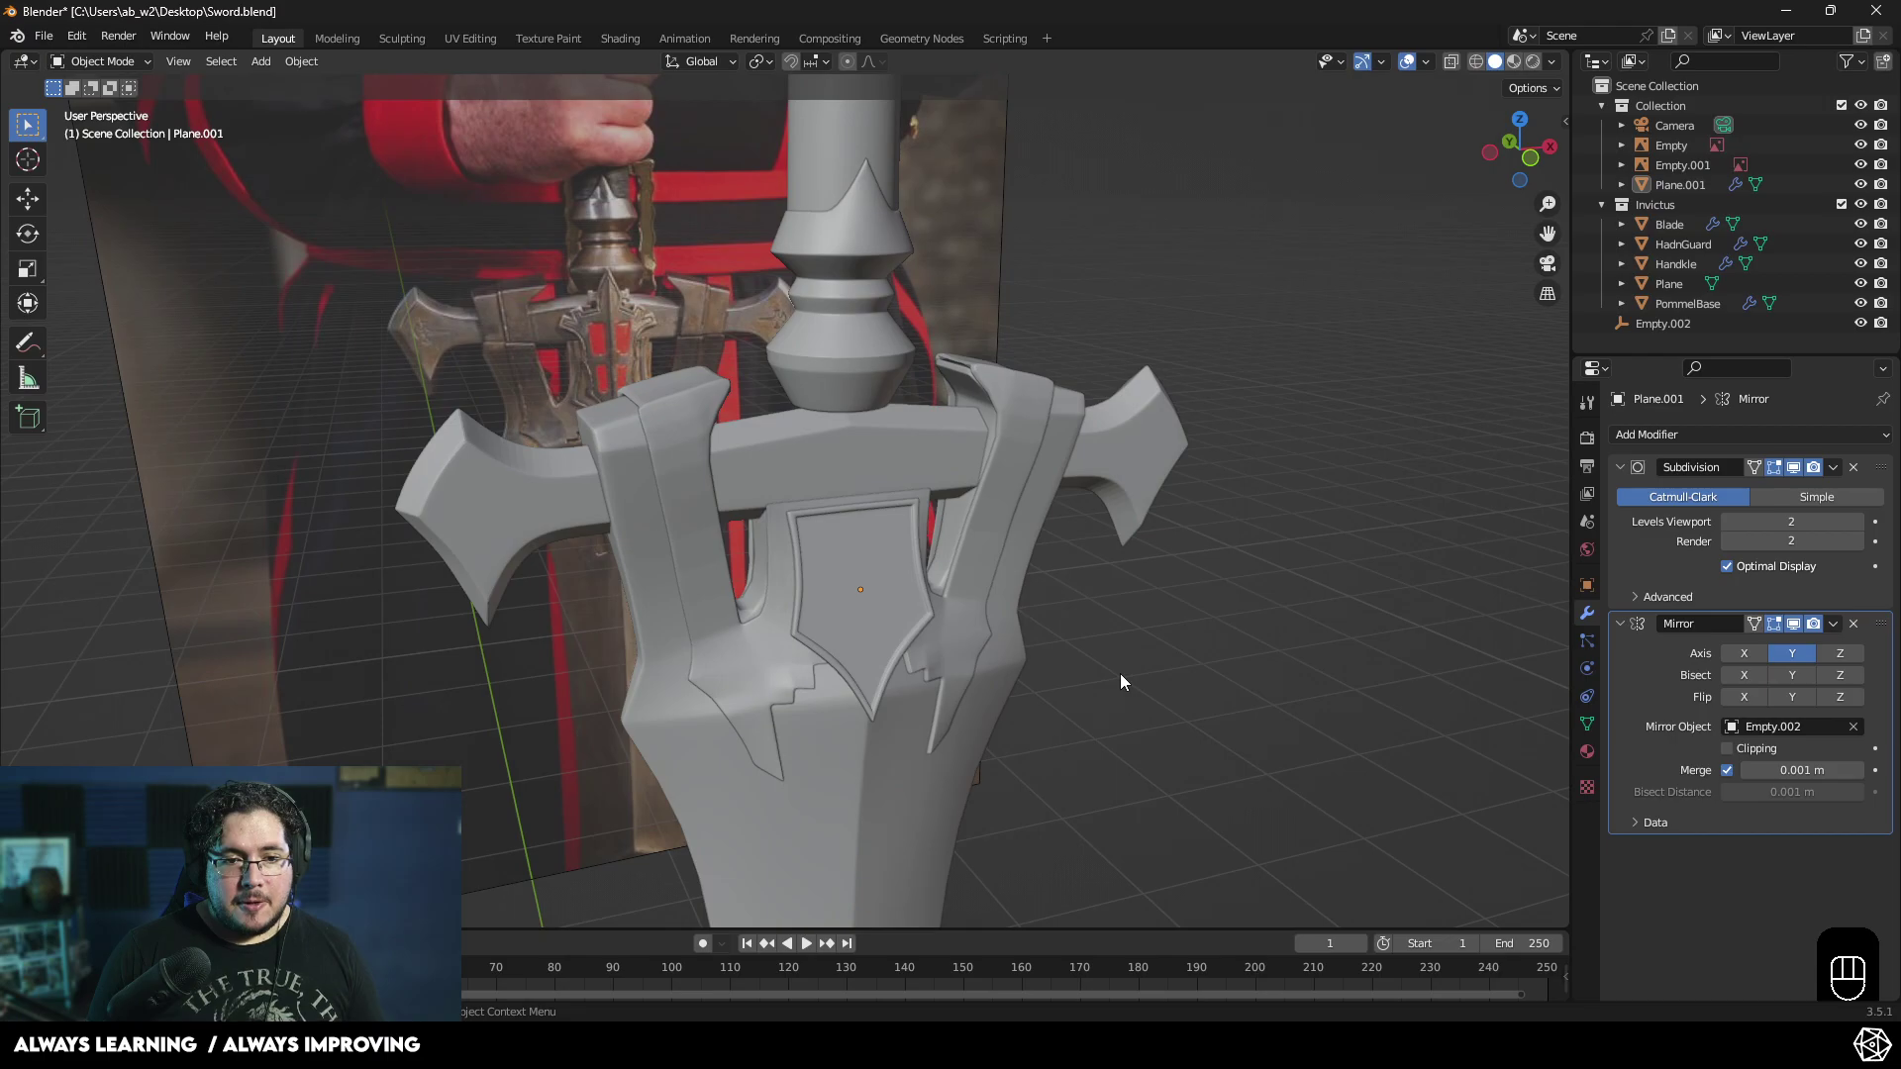
middle_click(1235, 628)
key(KP_1)
click(892, 594)
key(g)
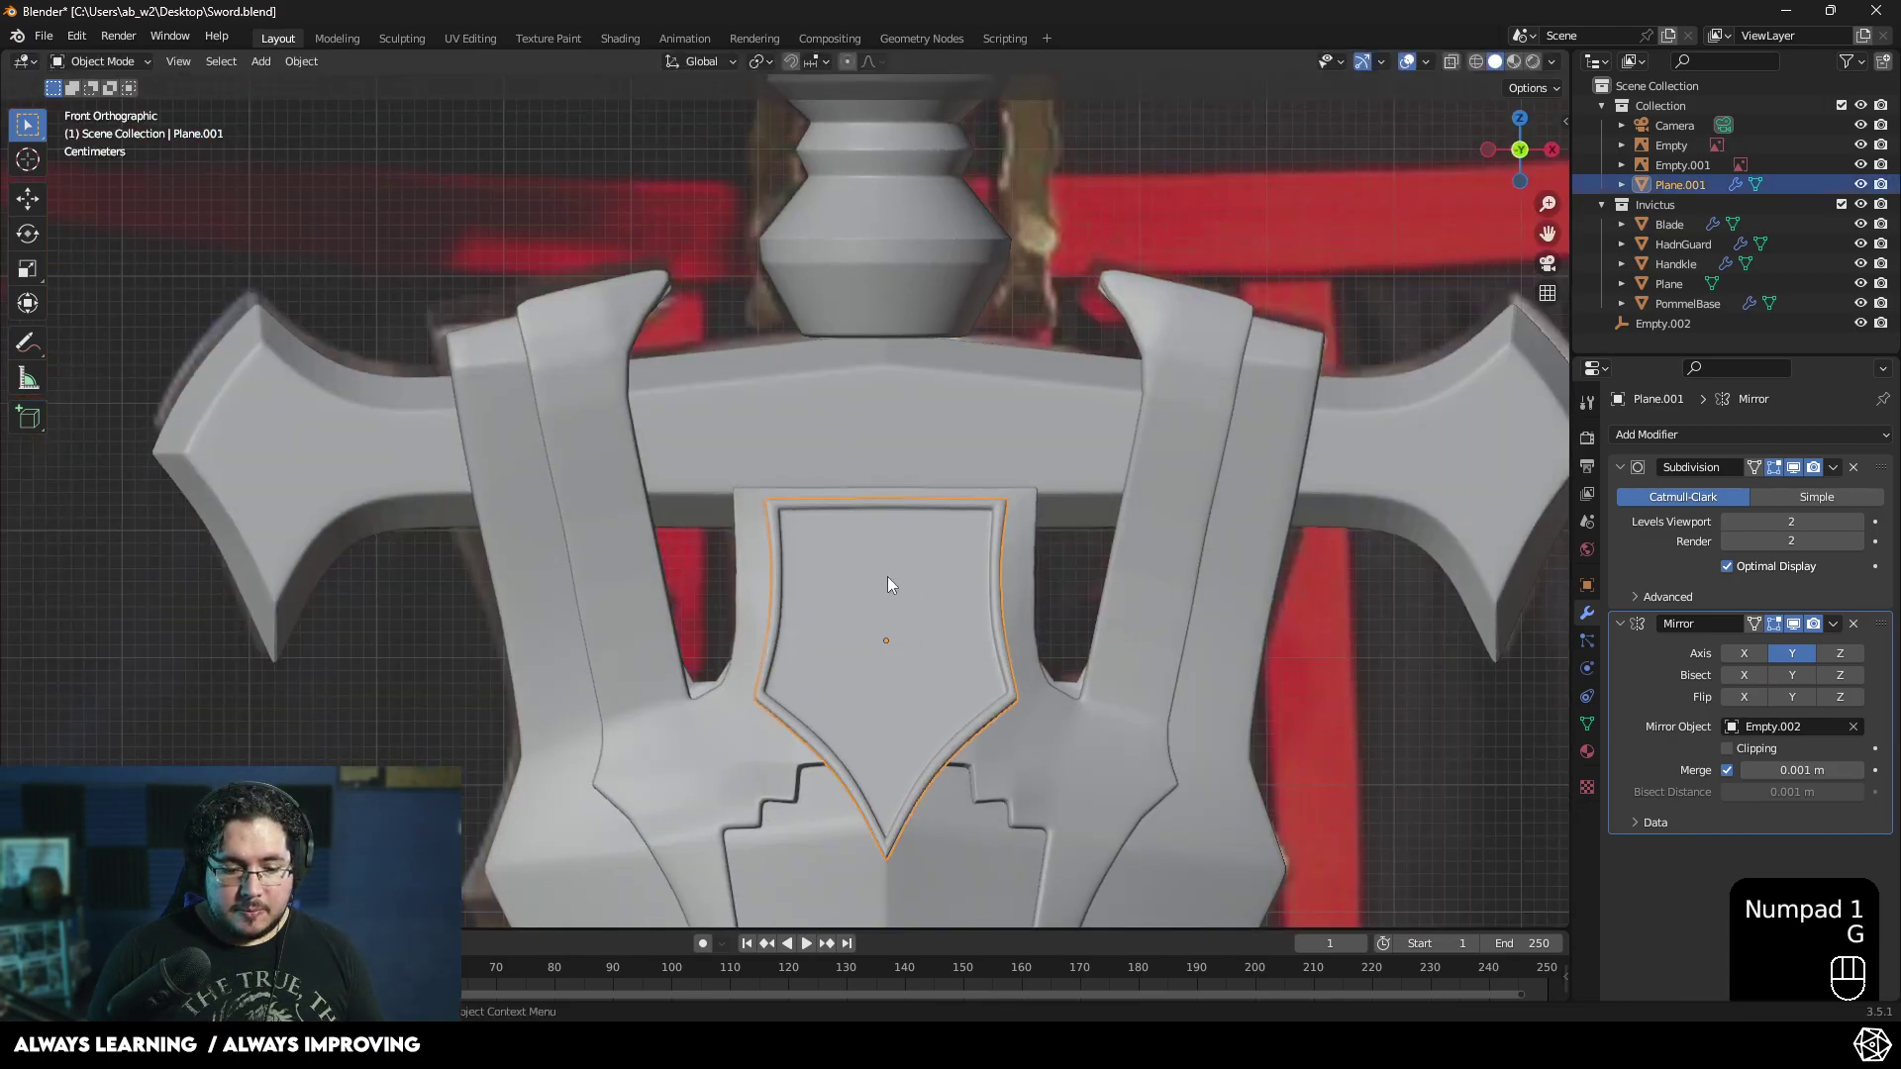
- Orbit the guard to compare it with the reference, then settle into front view
key(z)
click(894, 571)
middle_click(984, 611)
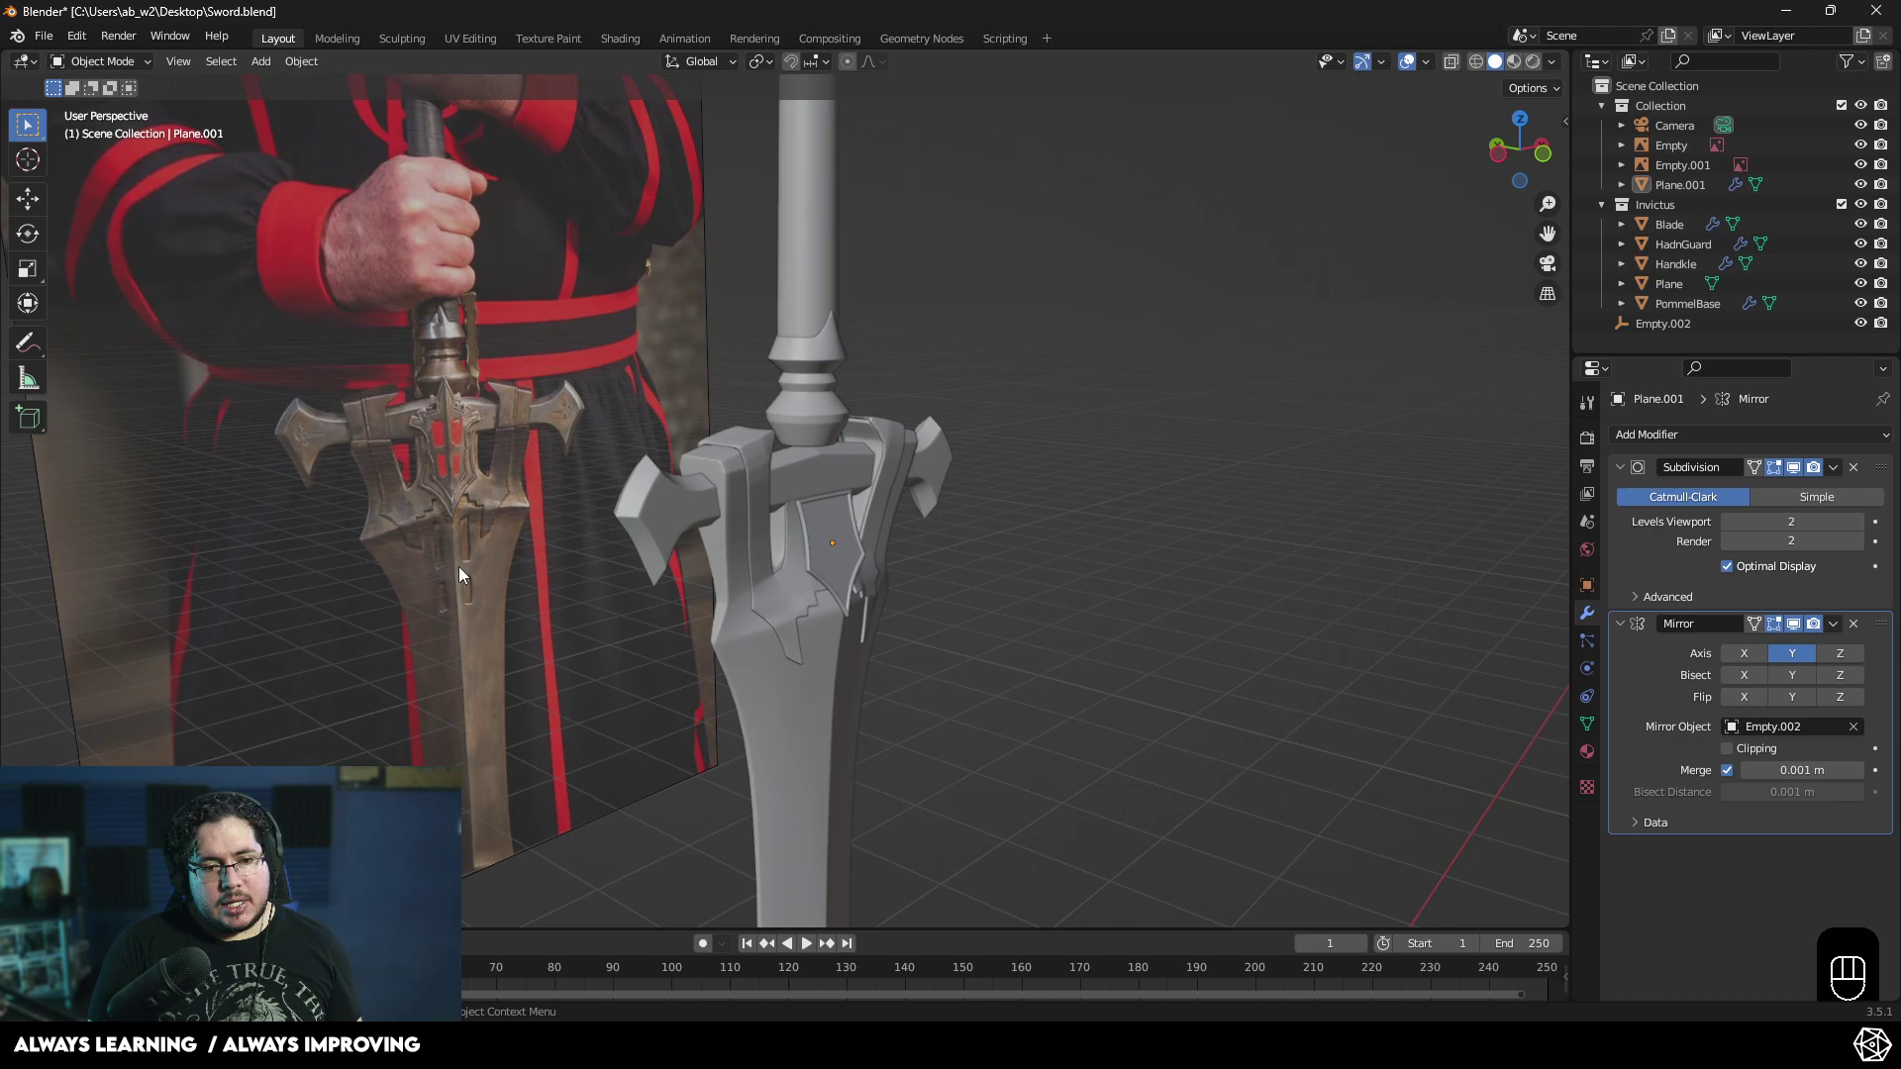
middle_click(878, 572)
click(1148, 606)
middle_click(1070, 607)
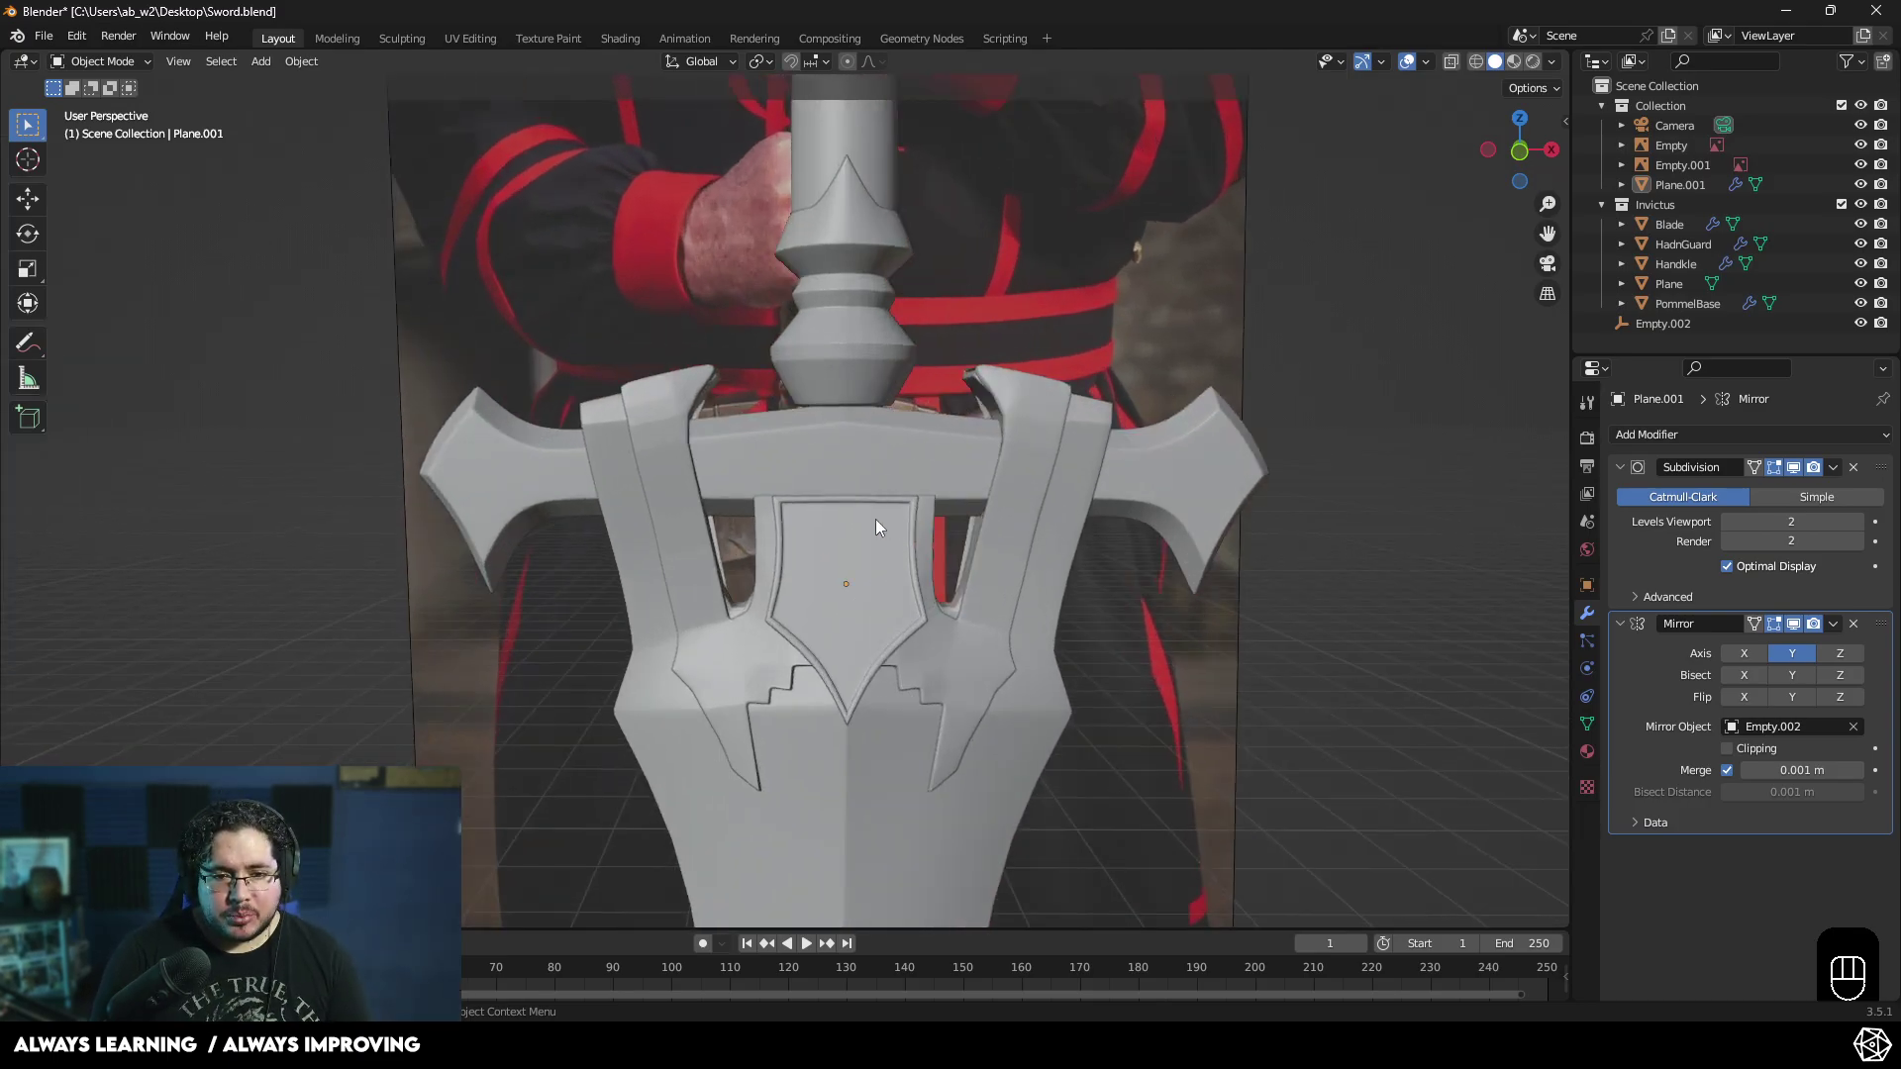
drag(970, 542, 904, 570)
middle_click(875, 533)
key(KP_1)
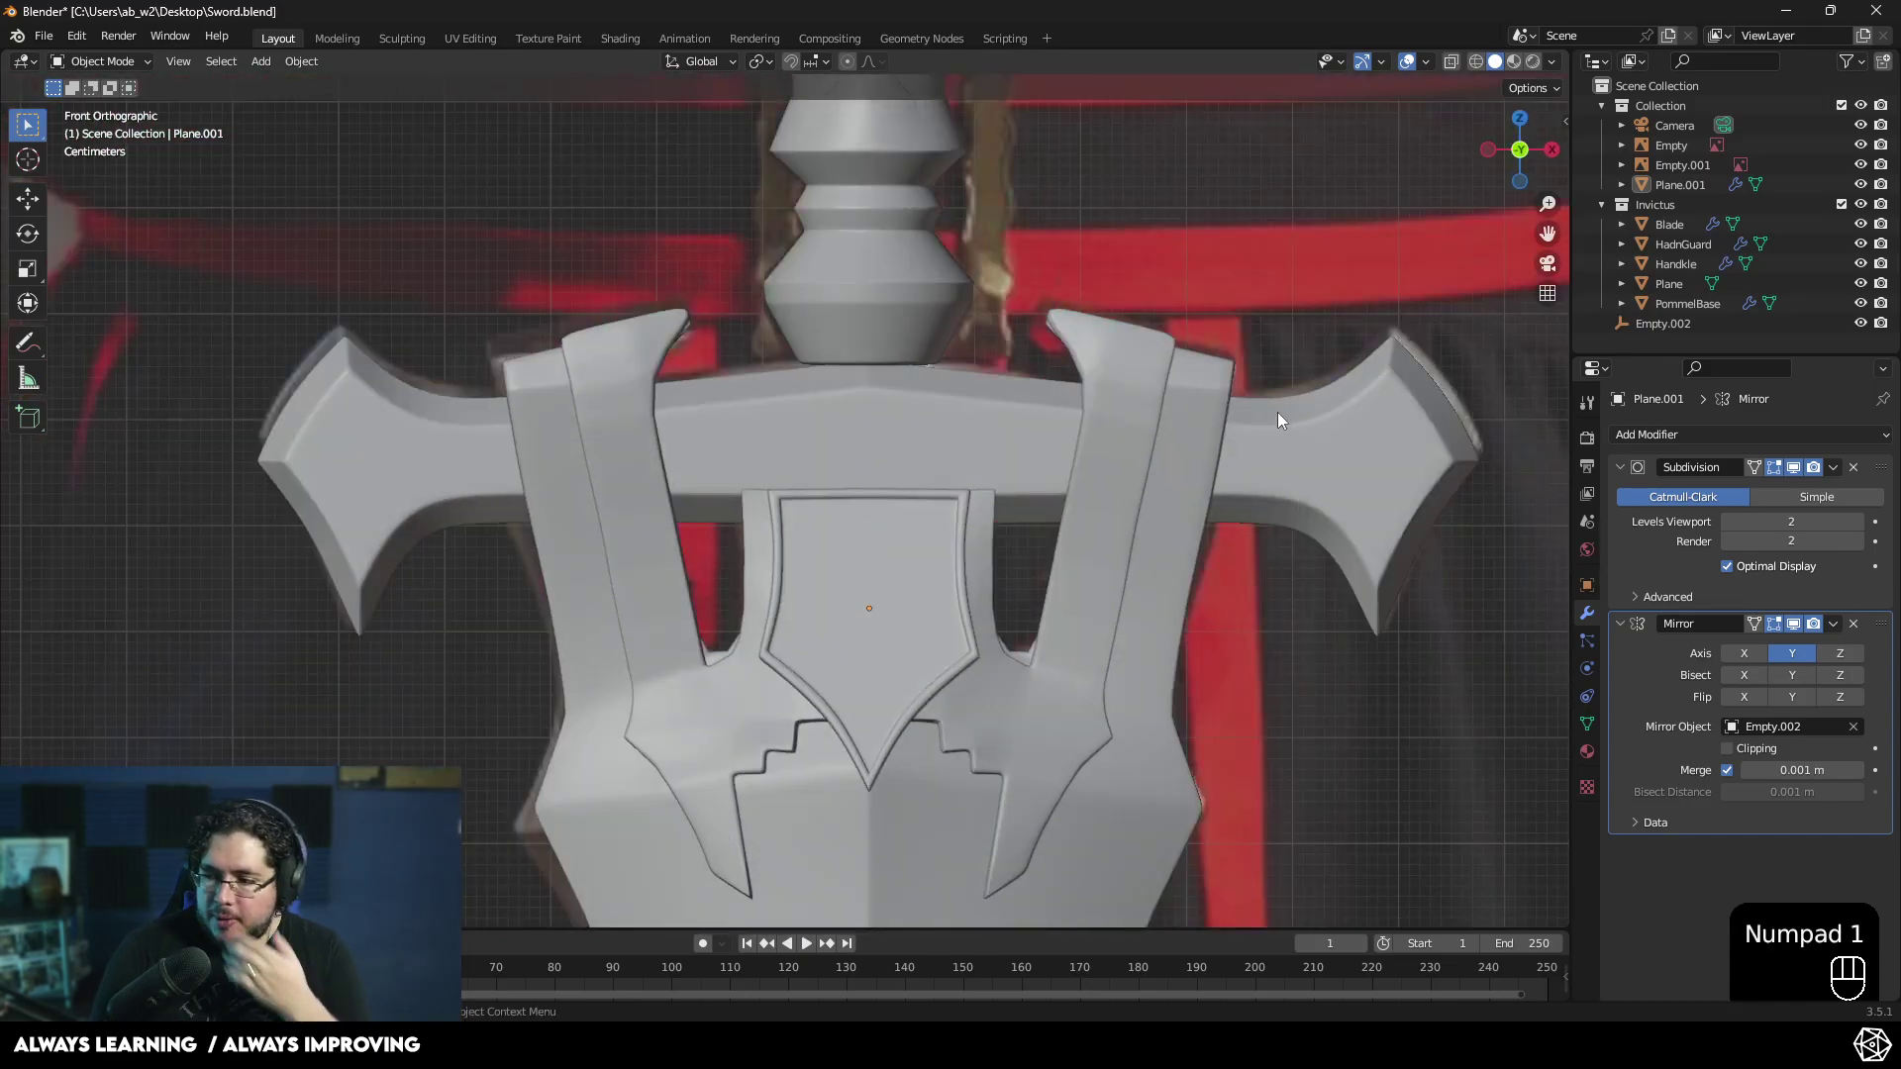
- Hide the Invictus sword collection and Plane.001 so only the guard reference shows
click(1871, 209)
click(1873, 185)
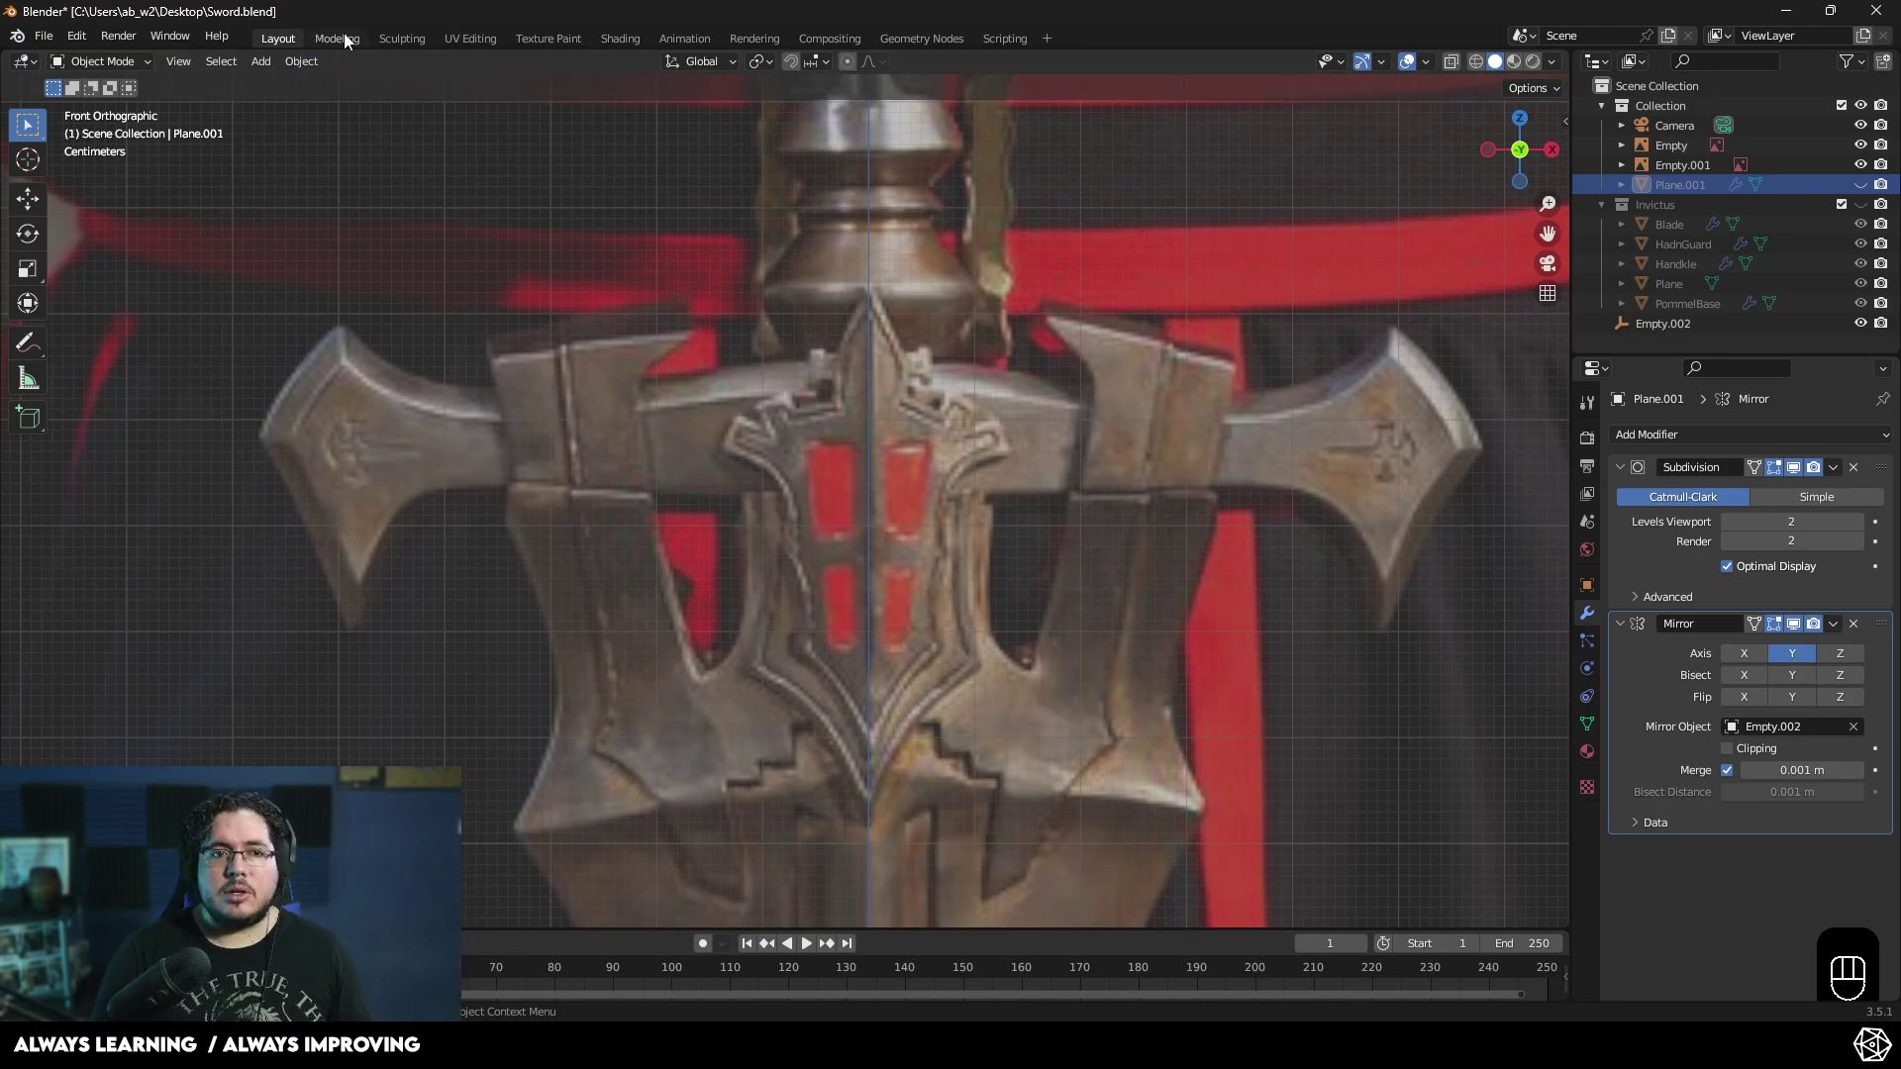
- Visit the Texture Paint and other workspaces, then return to the modelling layout
click(409, 39)
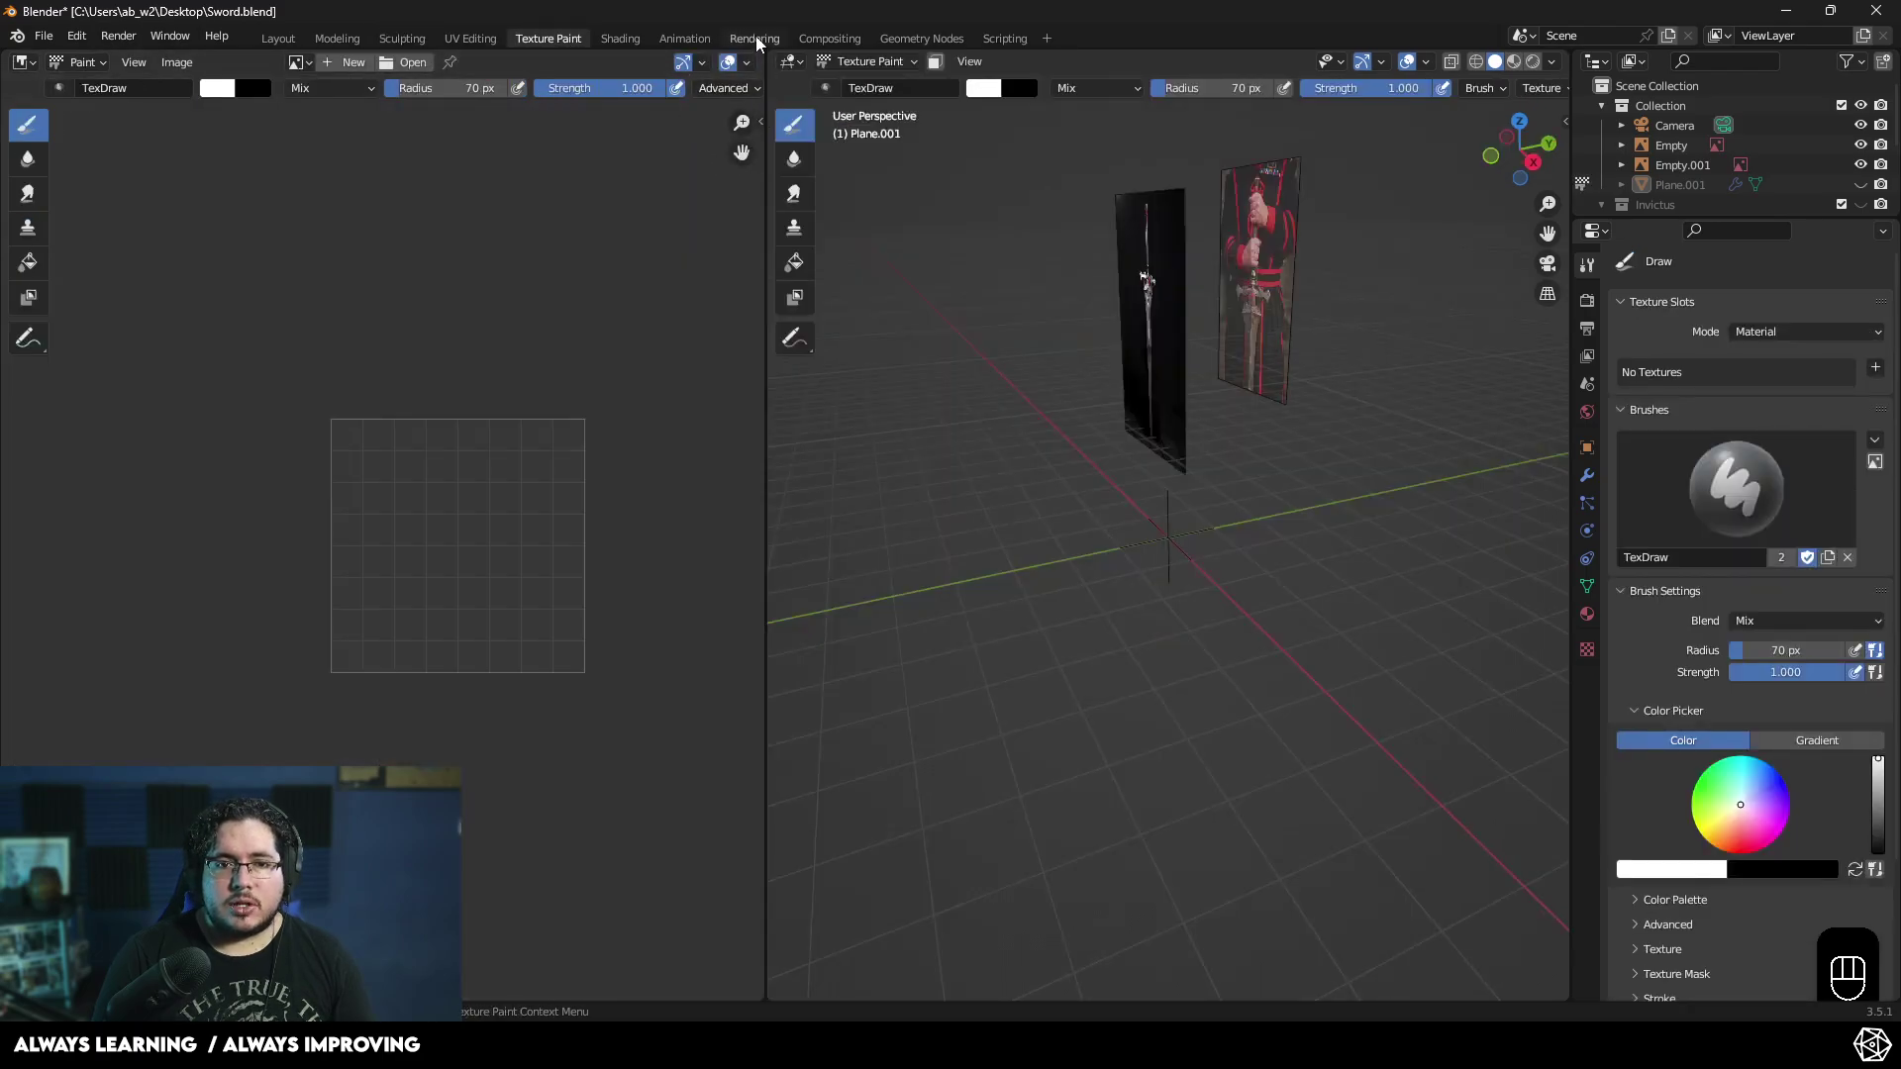
click(760, 41)
click(920, 39)
click(276, 45)
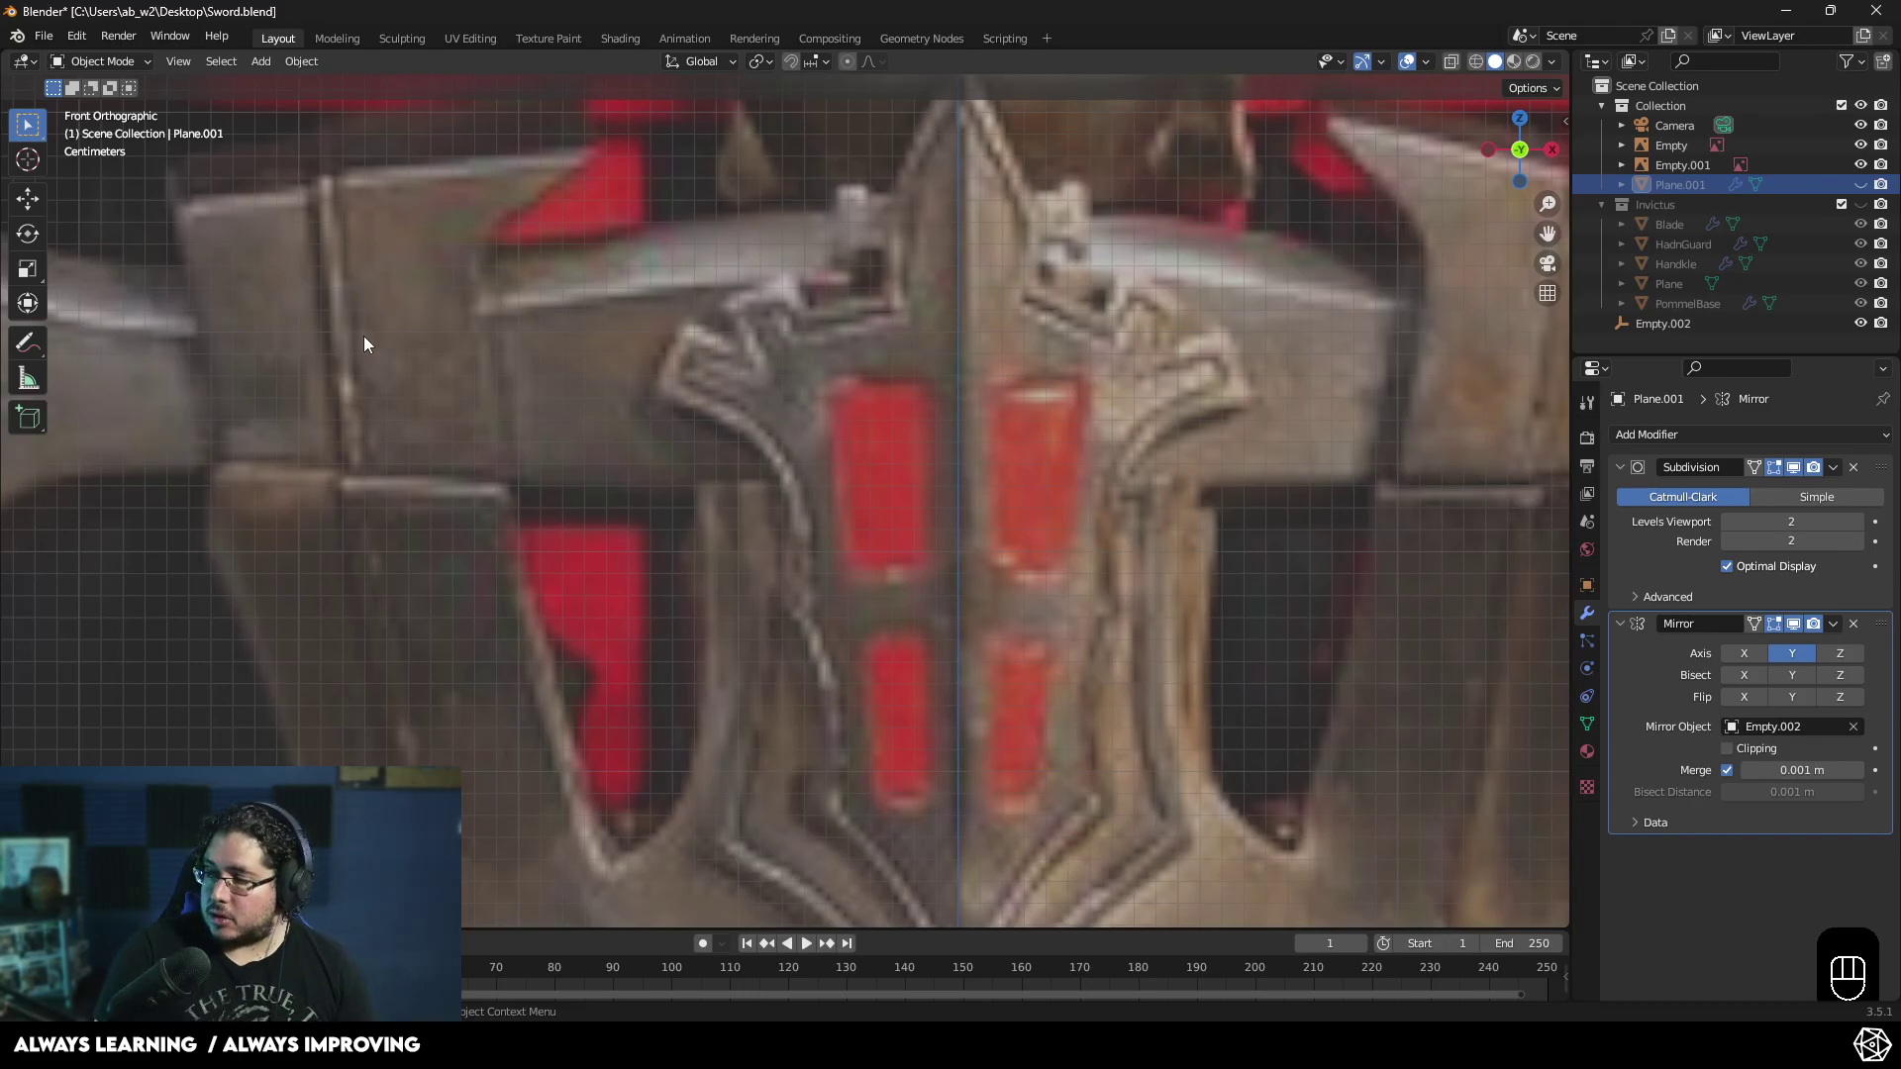
- Pan the front view onto the guard's central crest and bring up the Add menu
drag(1042, 520, 955, 455)
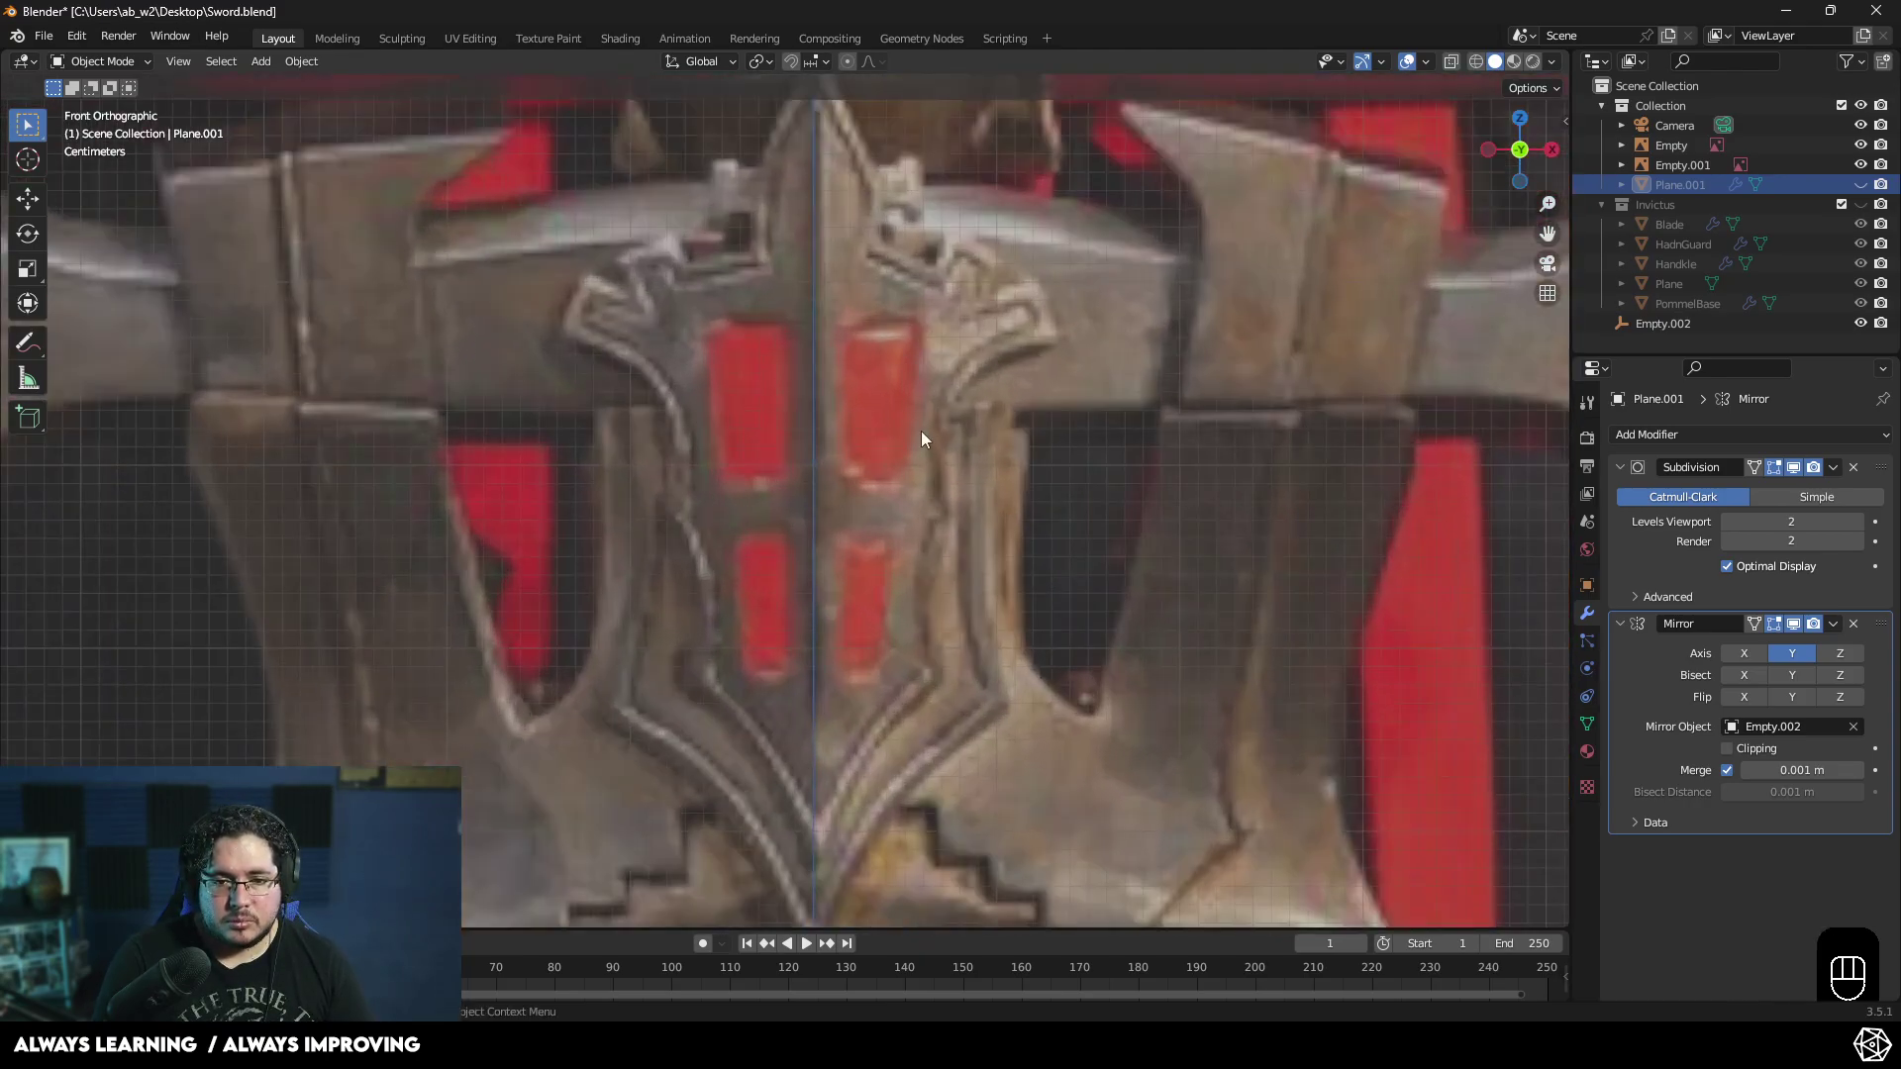
drag(882, 468, 872, 410)
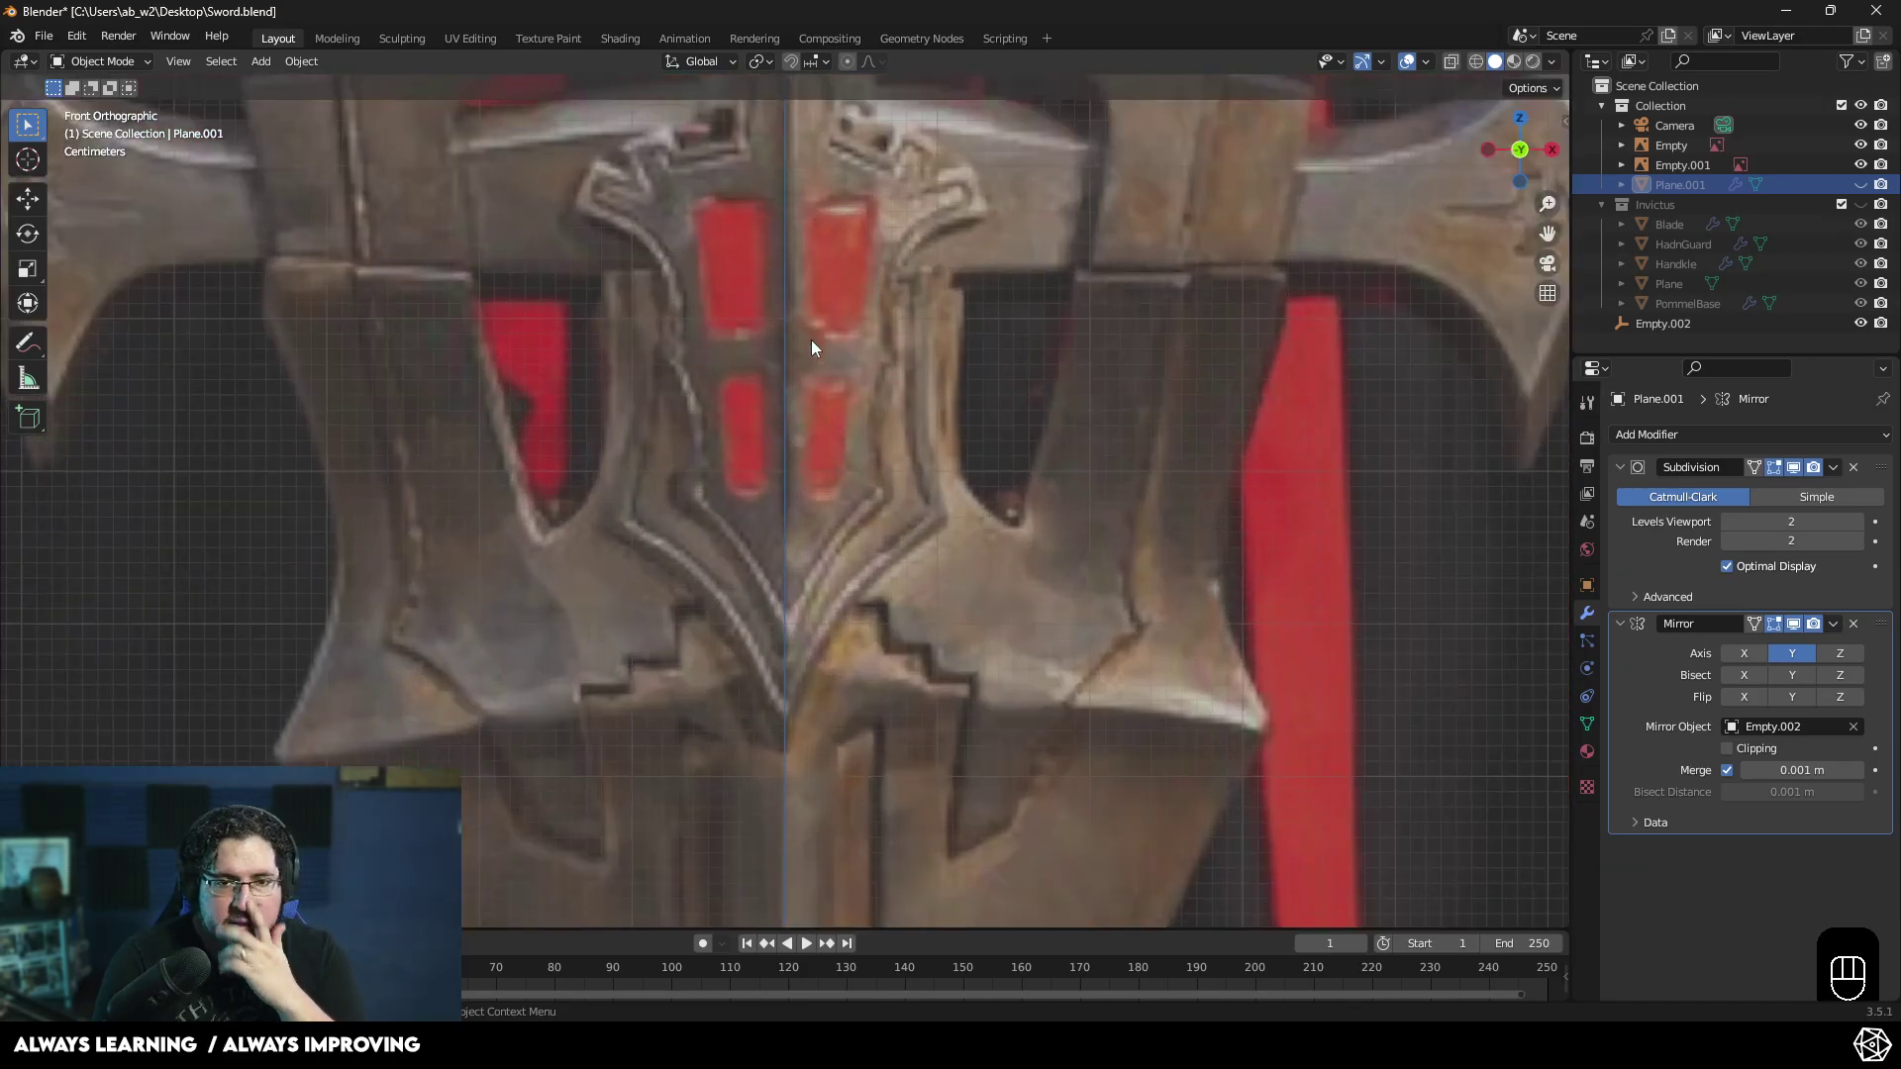
drag(865, 464, 873, 501)
key(shift+a)
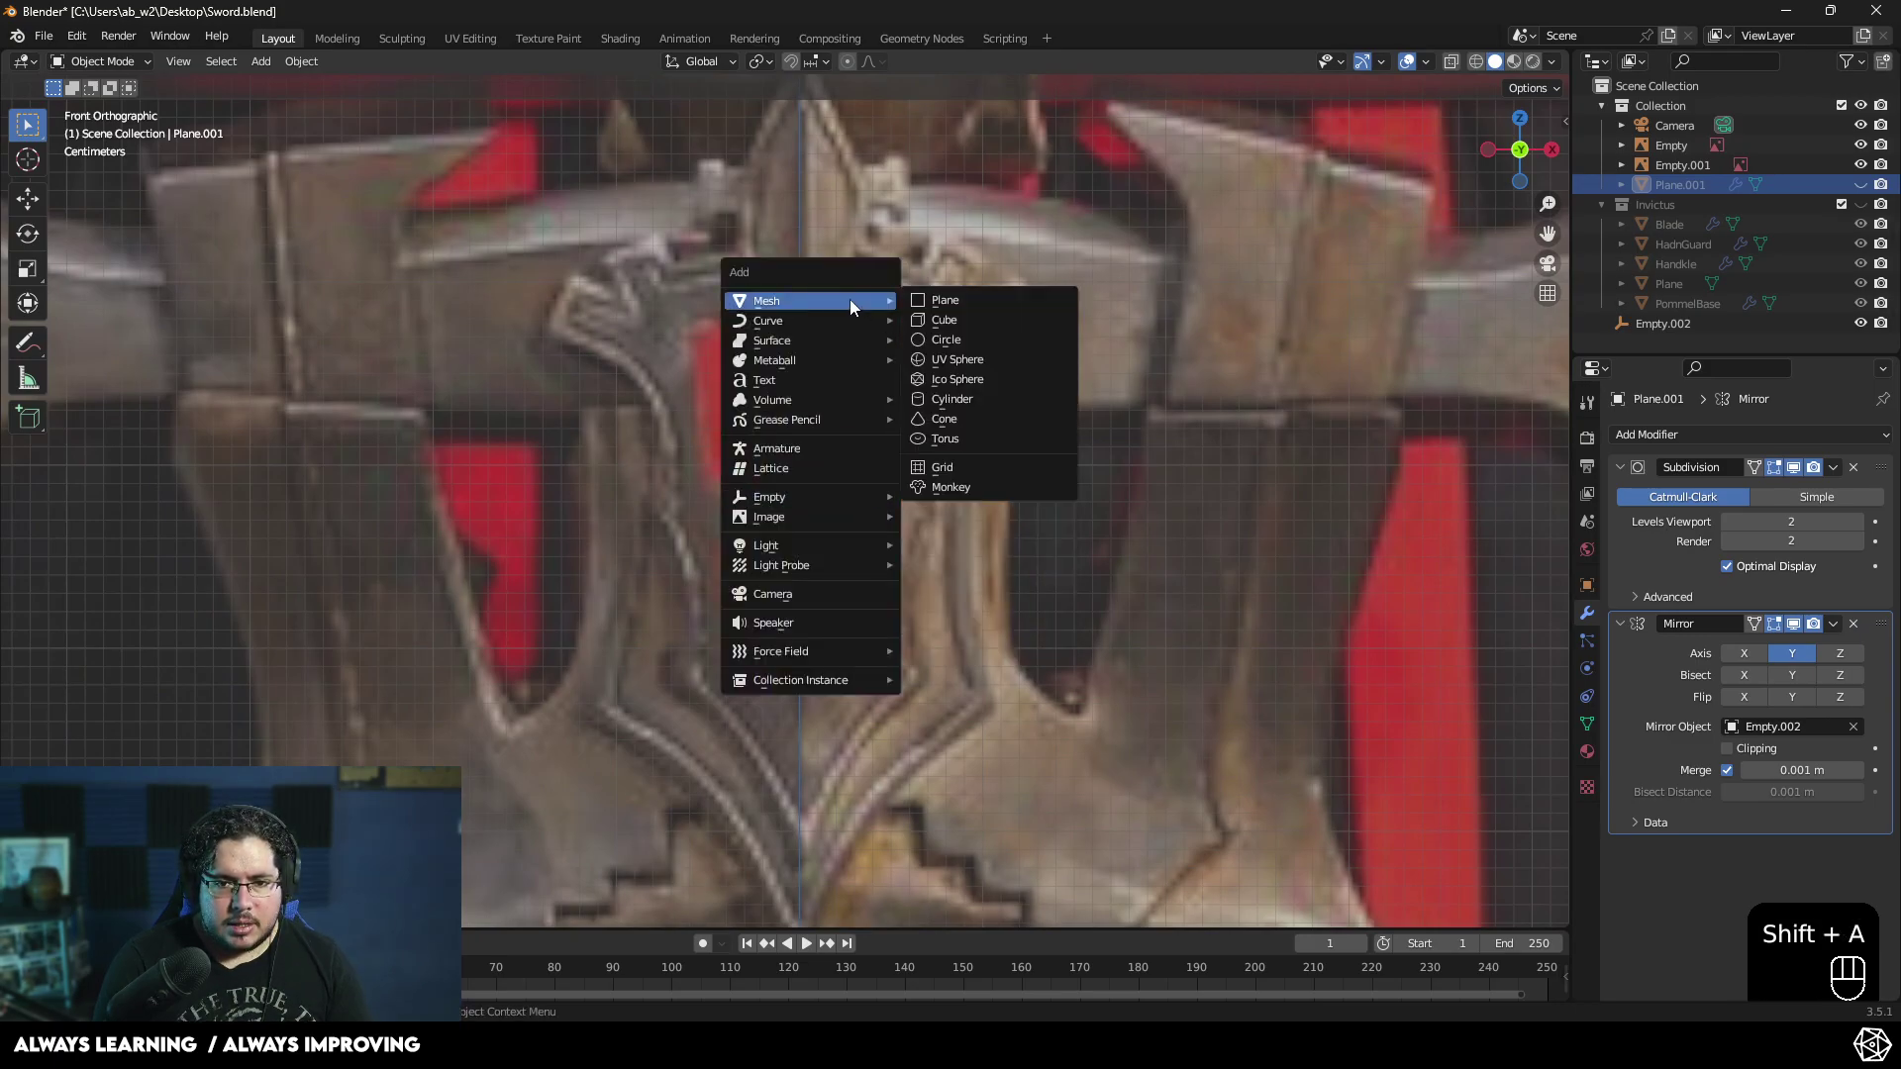
- Add a Plane mesh, rotate it 90° about X to stand upright and scale it down small
key(g)
click(818, 325)
key(g)
click(839, 345)
key(r)
key(x)
key(KP_9)
key(KP_0)
key(KP_Enter)
key(s)
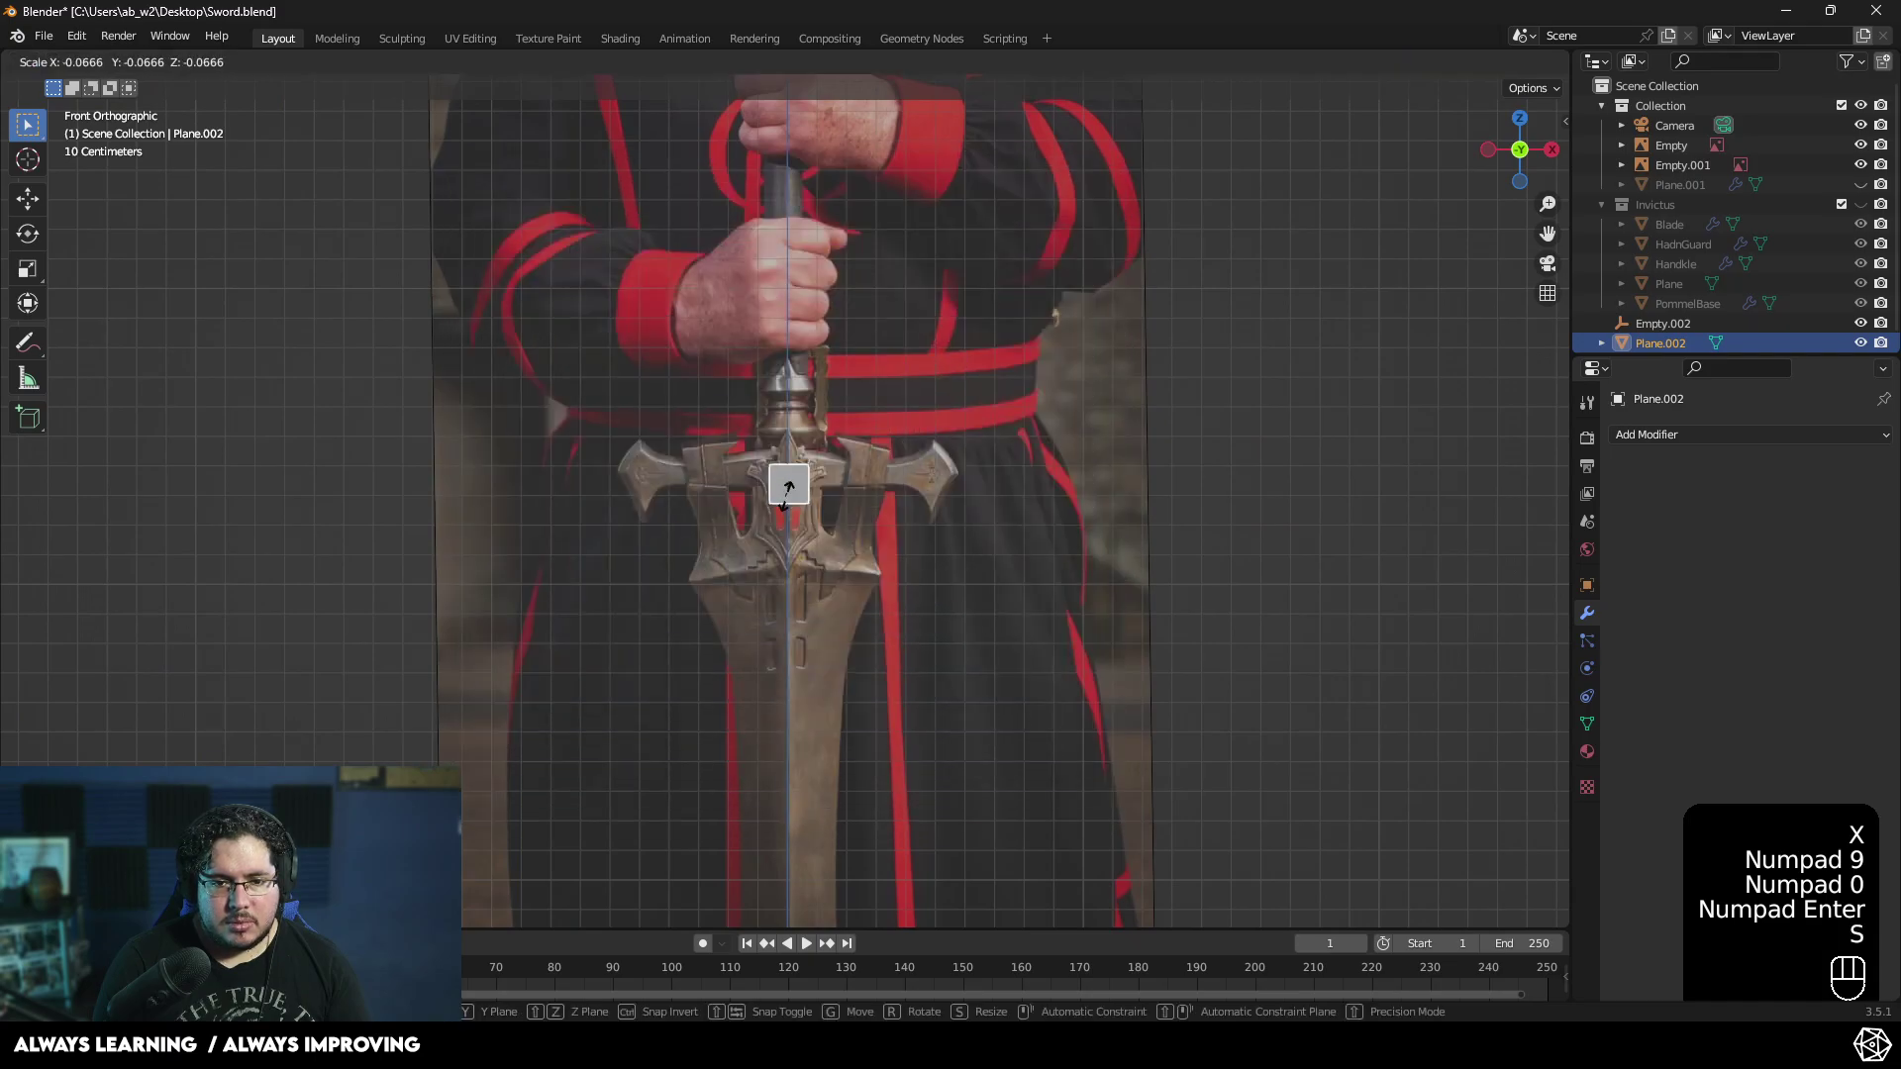
click(803, 499)
click(855, 420)
- Move the small plane onto the top of the guard's central crest
key(g)
drag(842, 552, 831, 614)
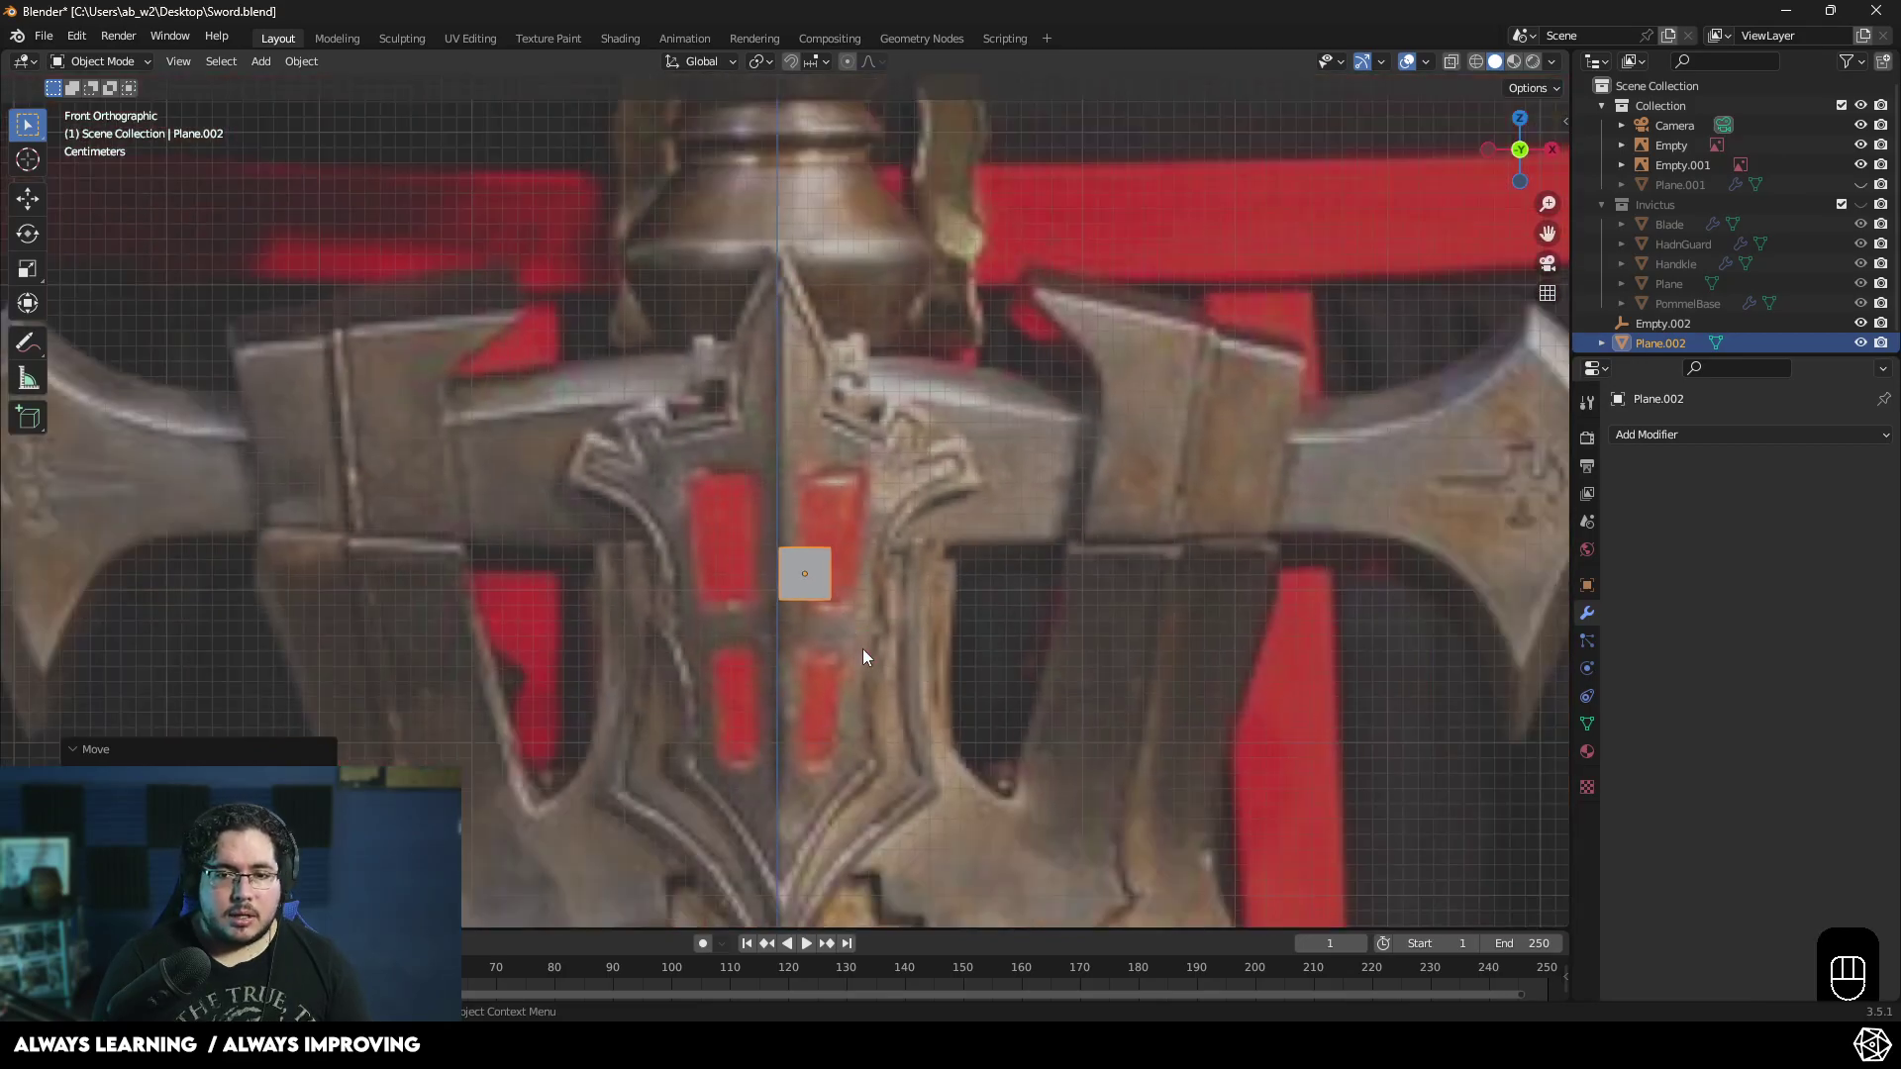
drag(941, 571, 864, 688)
middle_click(858, 650)
click(726, 699)
key(g)
click(747, 426)
drag(751, 453, 760, 495)
key(g)
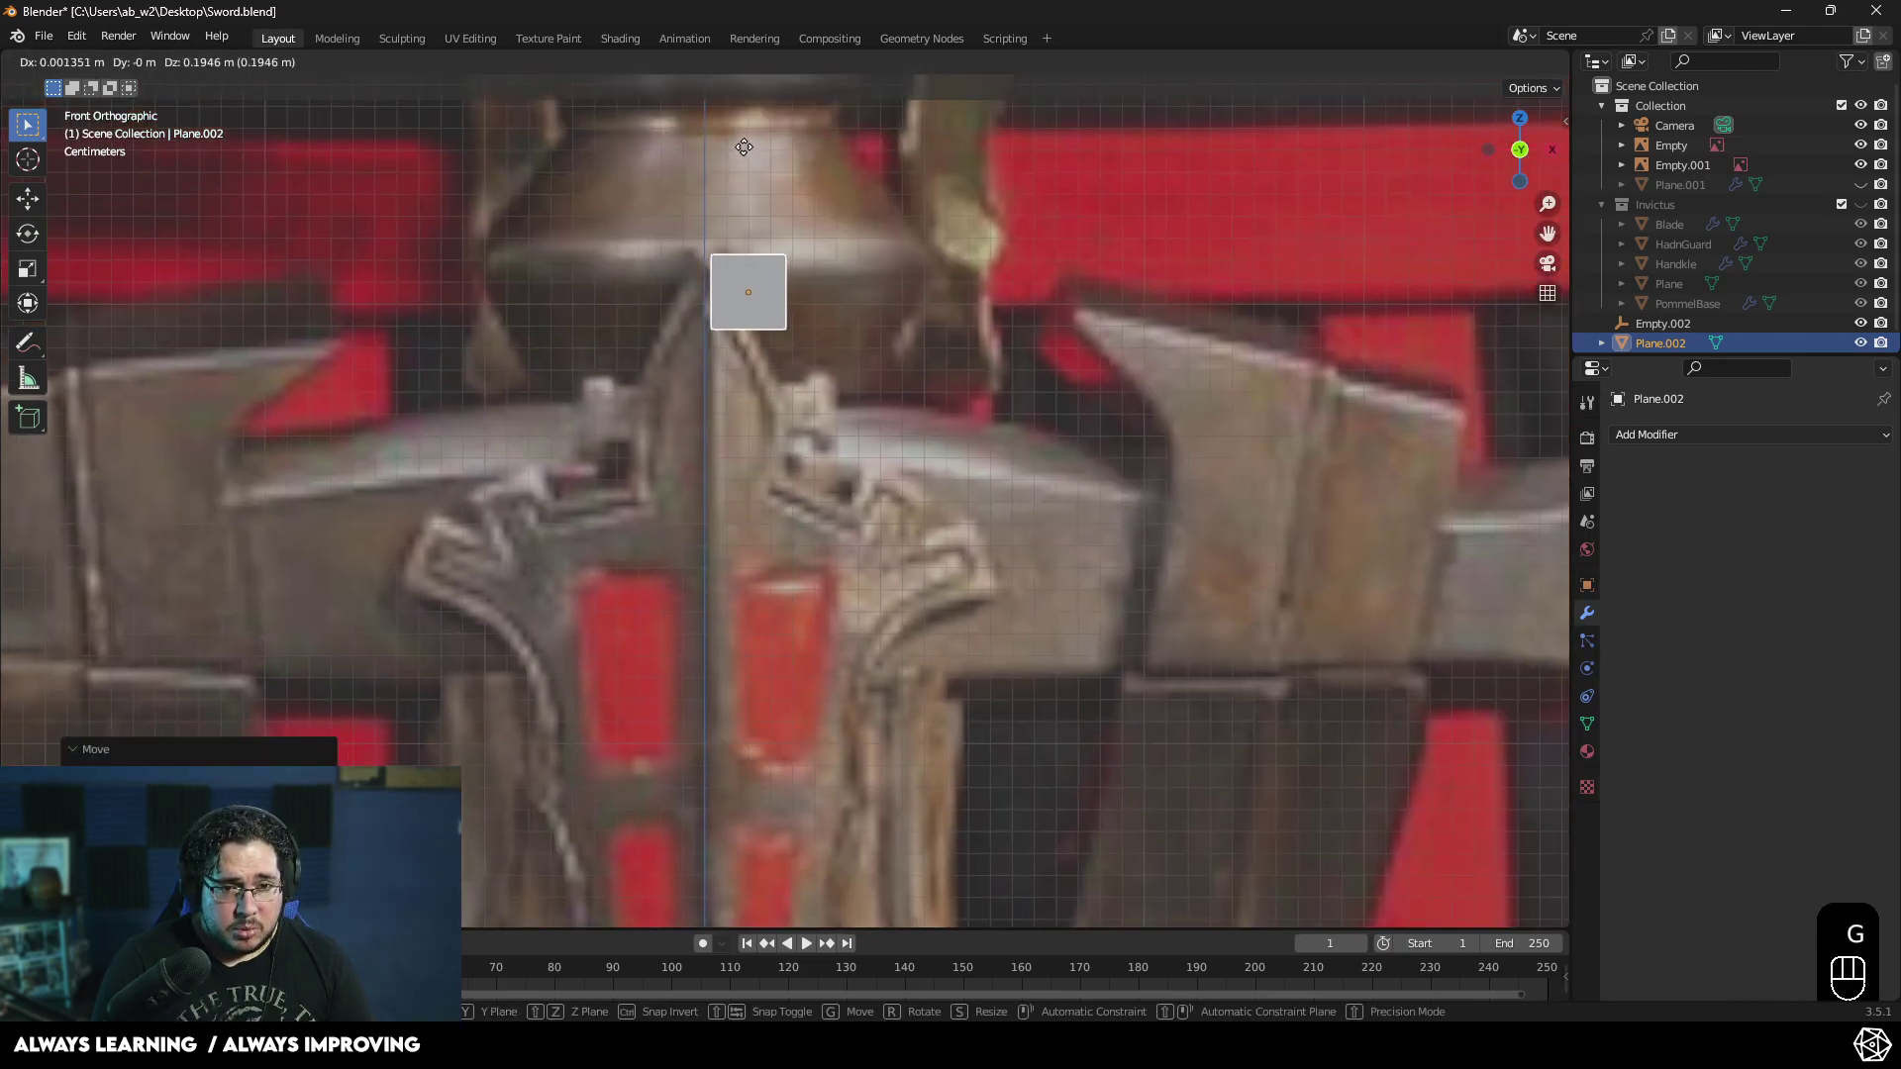
click(743, 150)
middle_click(789, 340)
- Enter Edit Mode on Plane.002 in vertex select with wireframe shading
key(Tab)
key(1)
key(z)
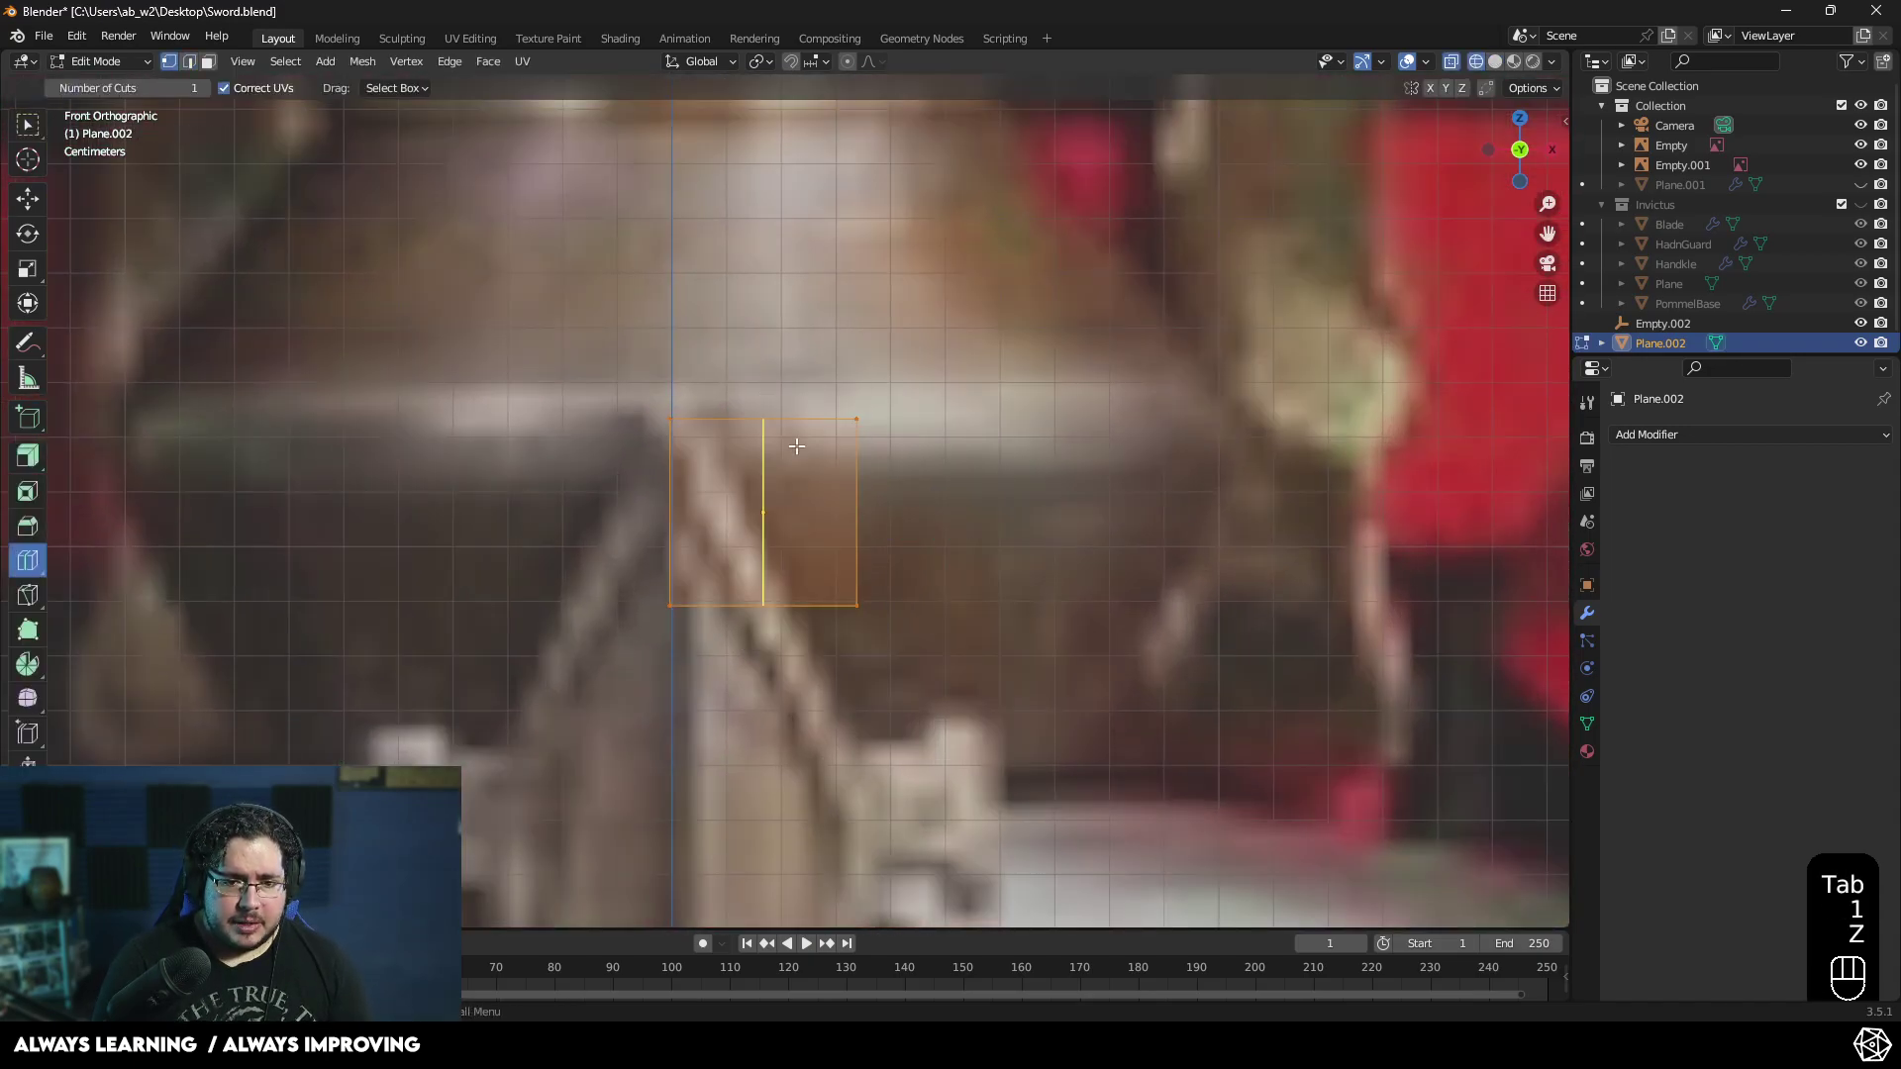
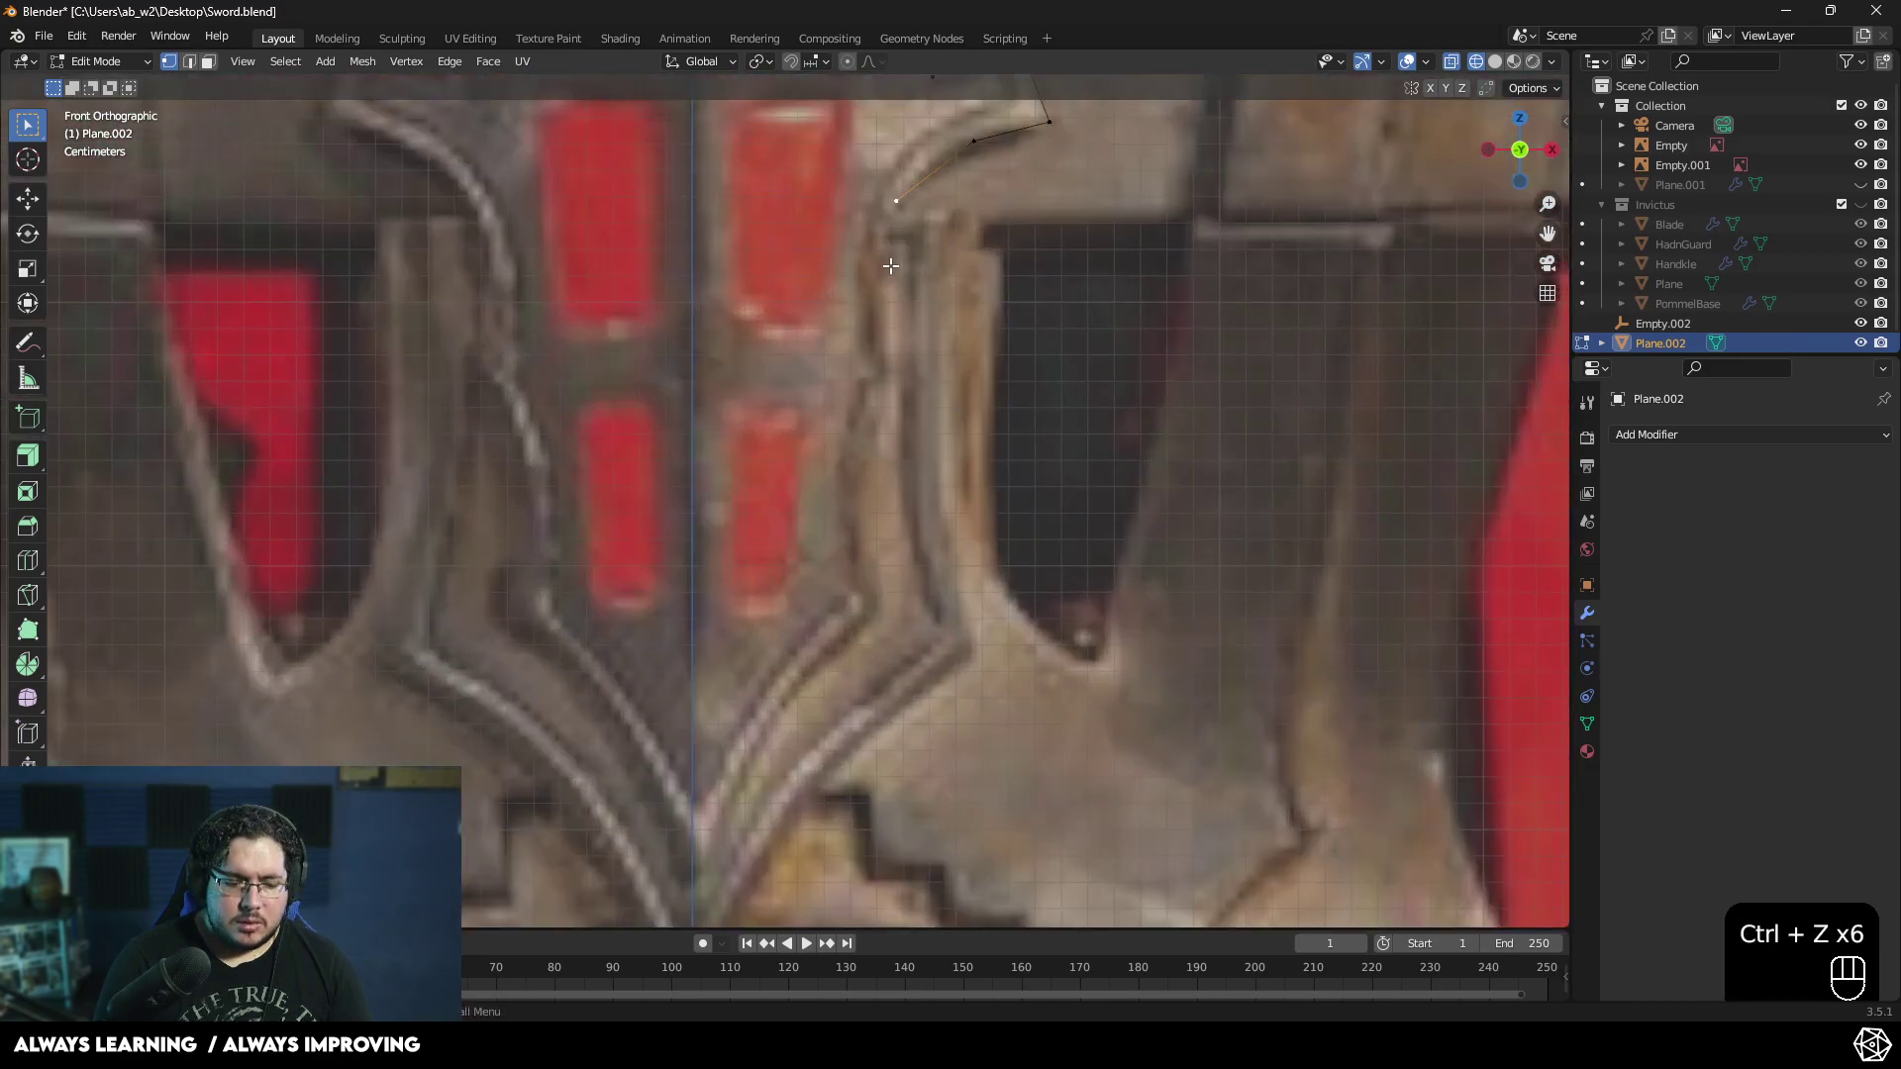
- Extrude and place a chain of vertices along the central ornament's edge over the reference
key(e)
key(g)
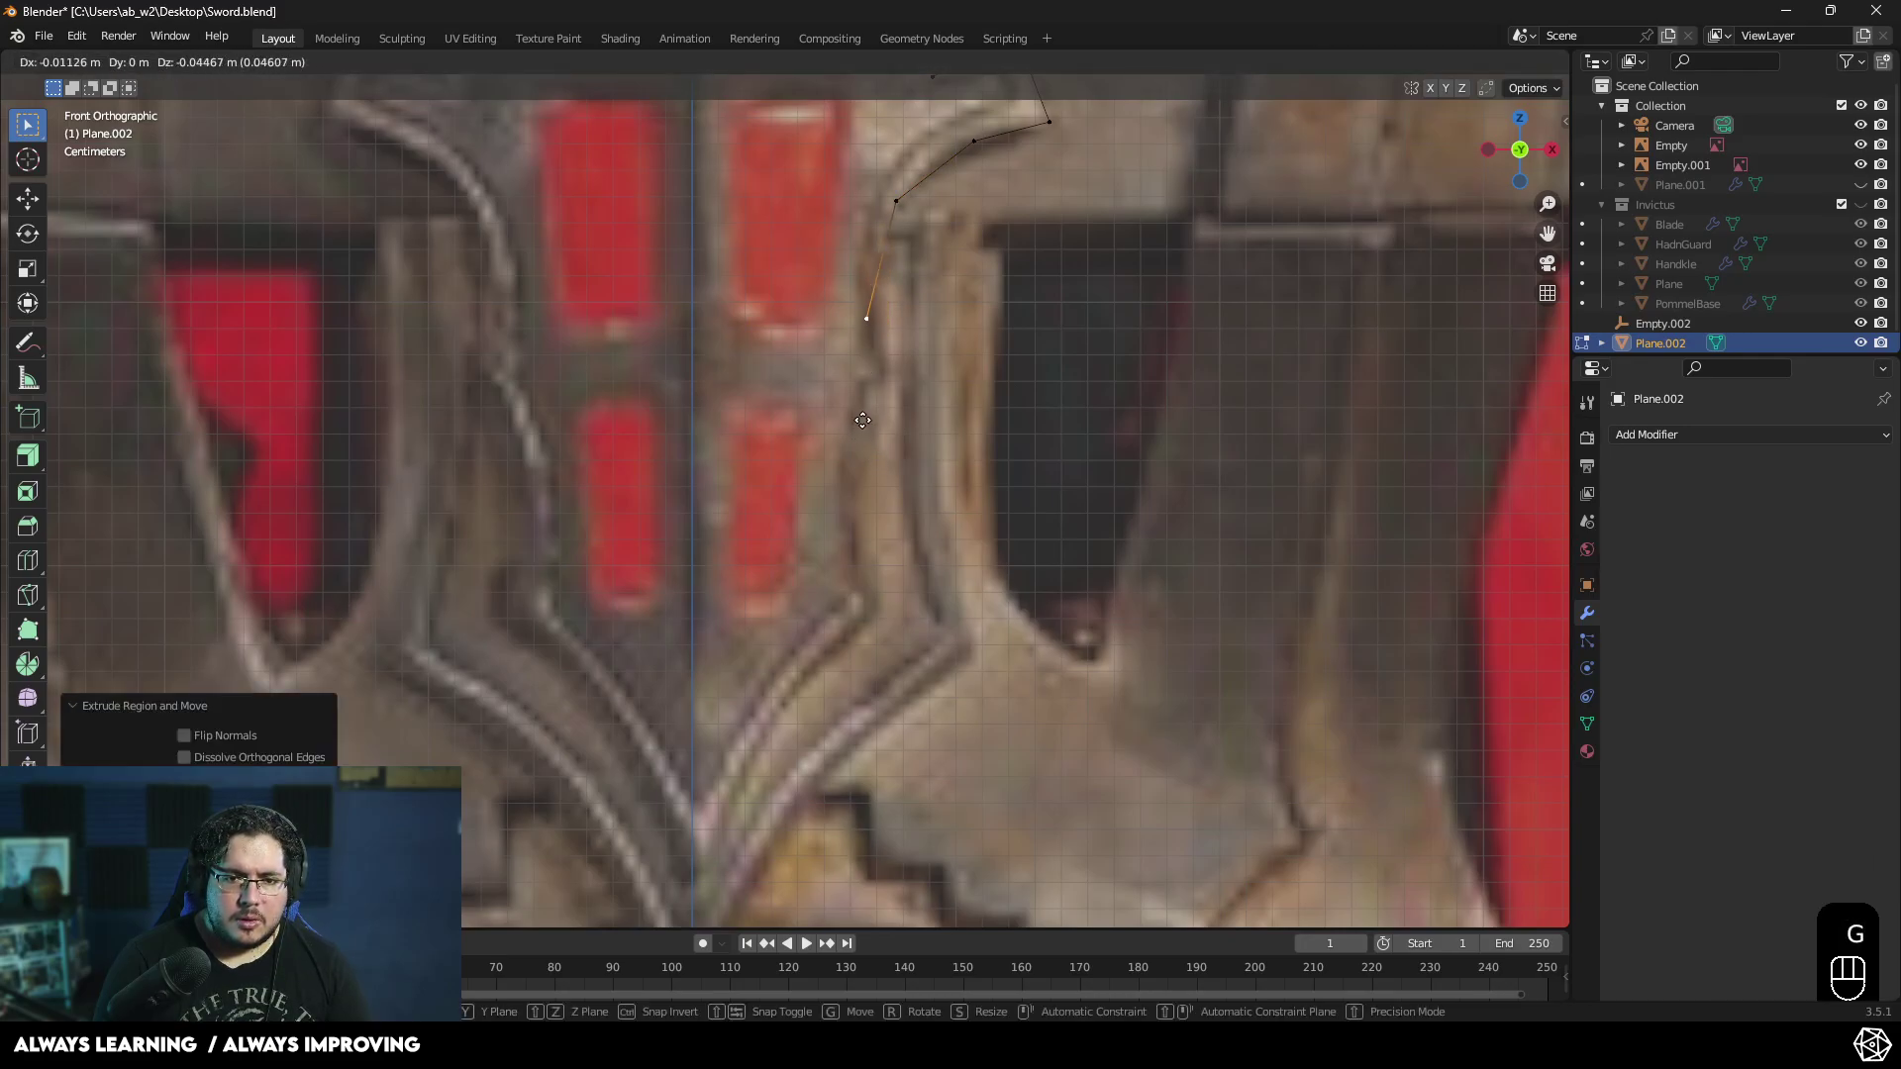
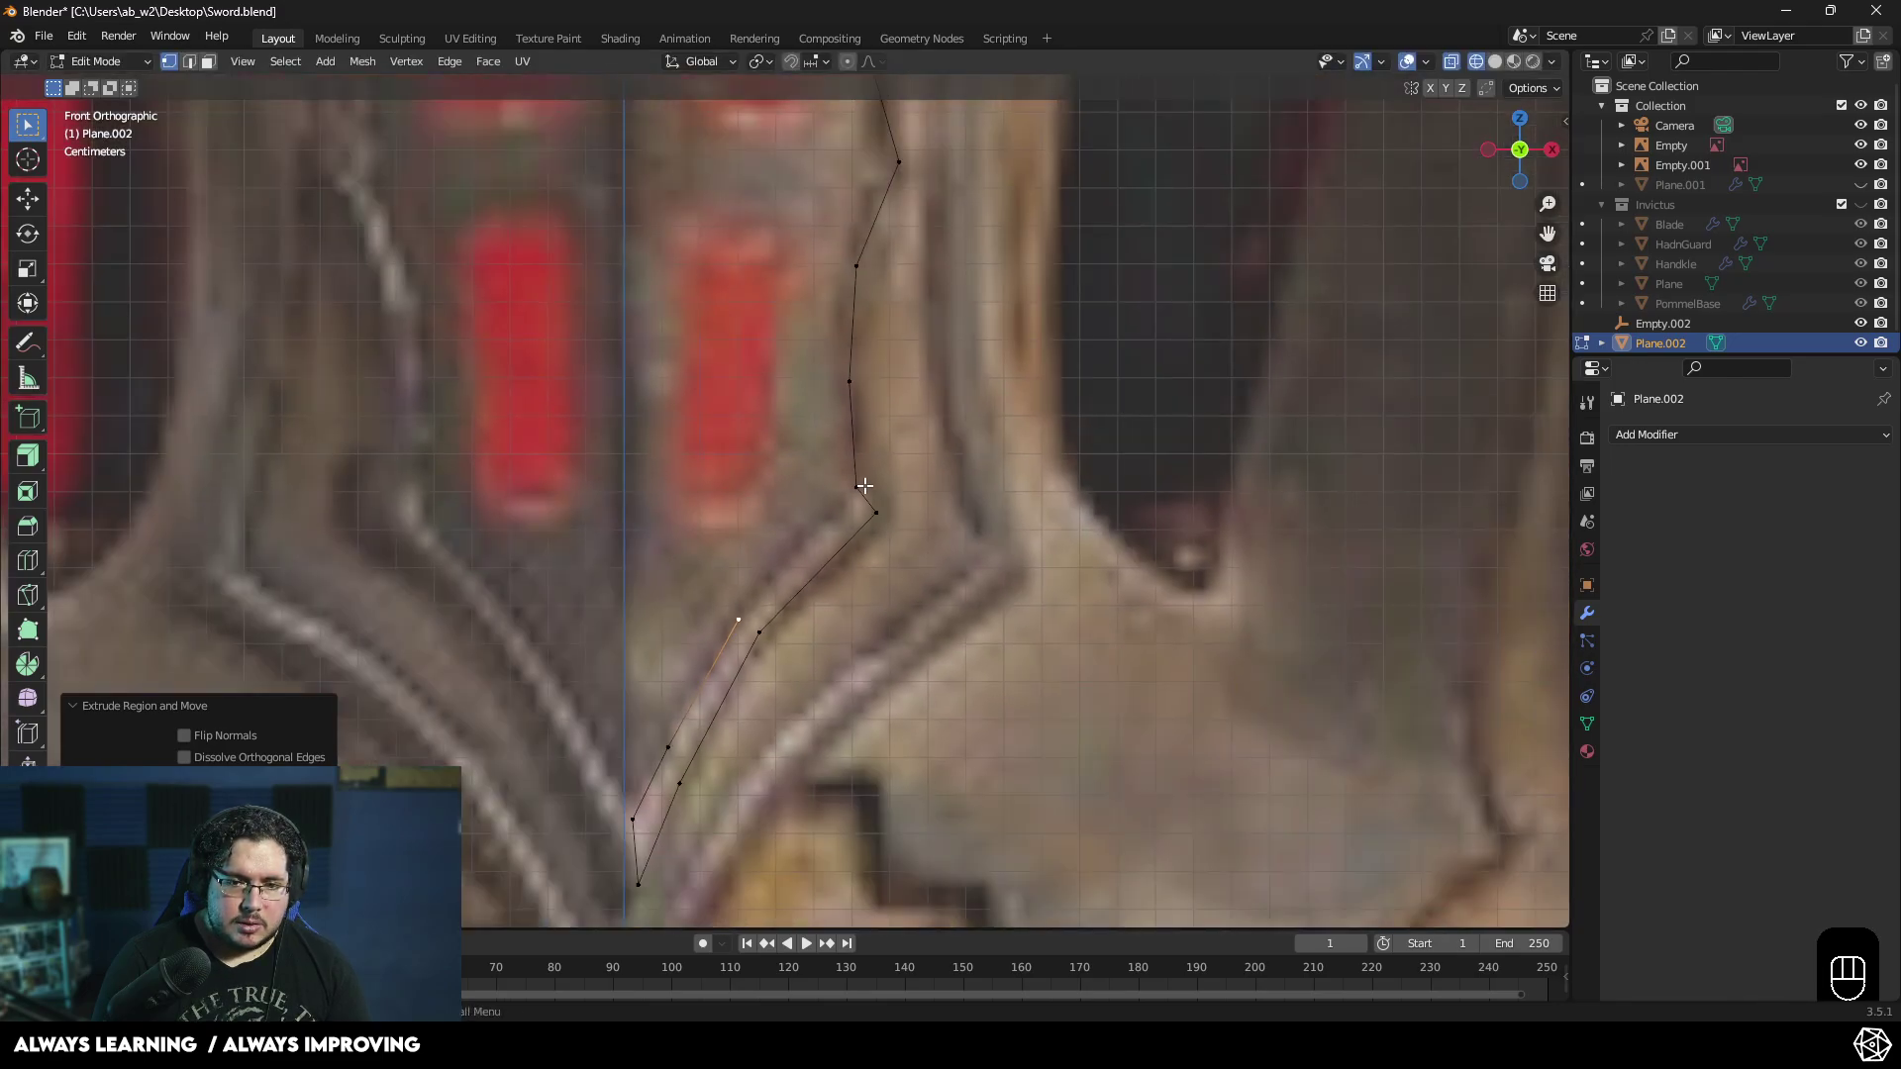
key(Tab)
drag(856, 516, 876, 458)
key(Tab)
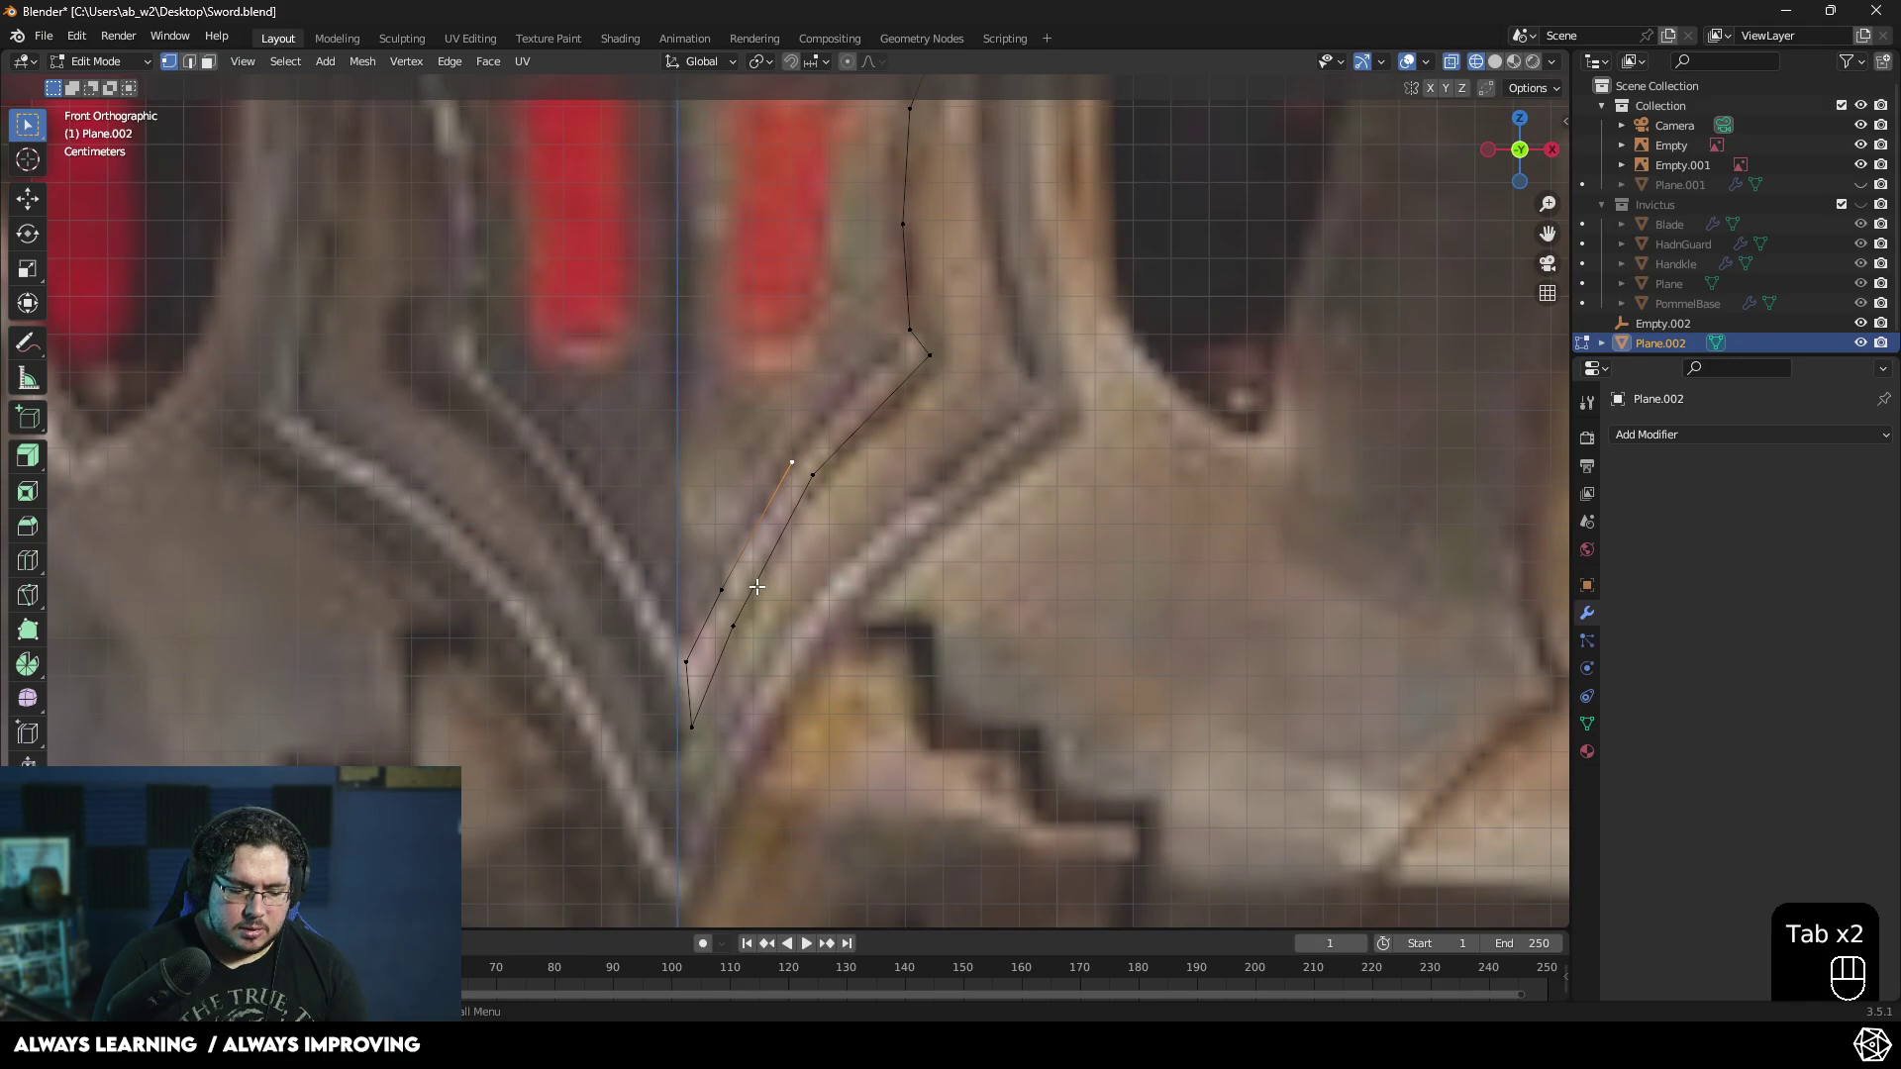
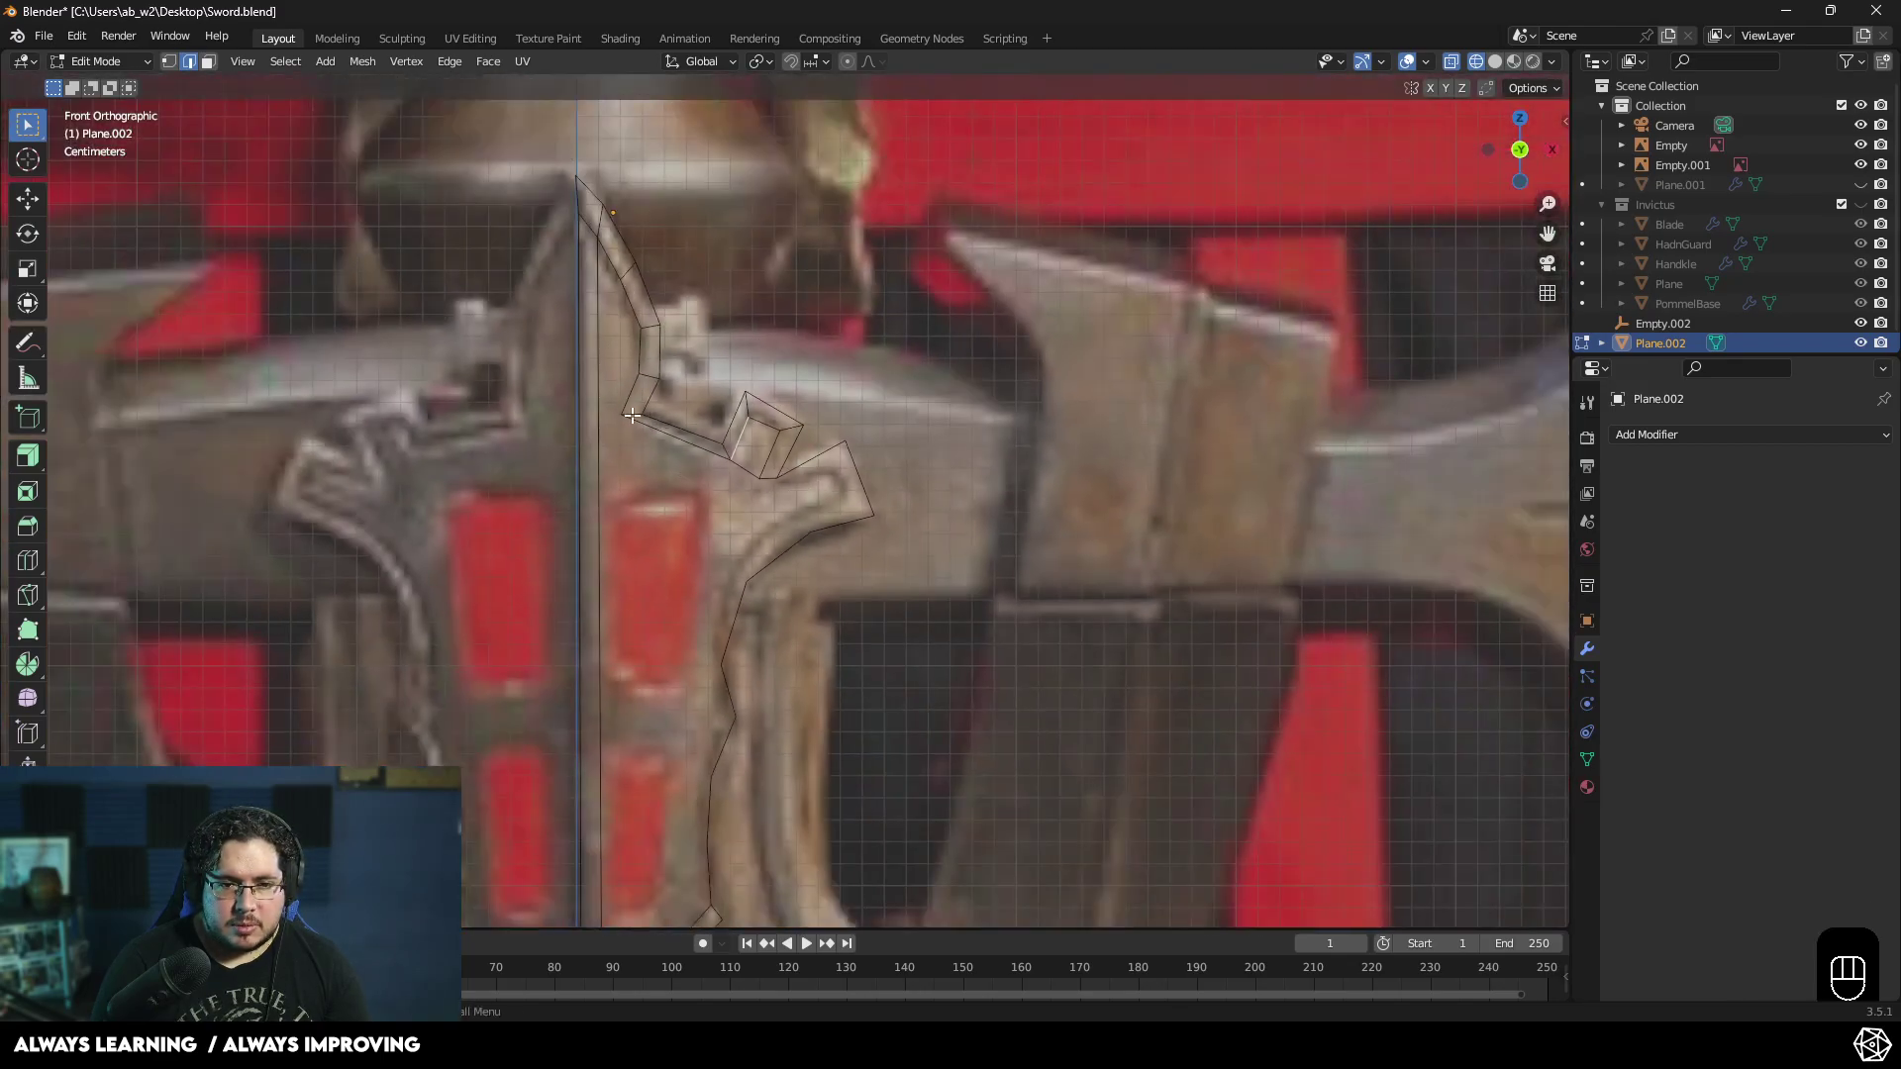
key(1)
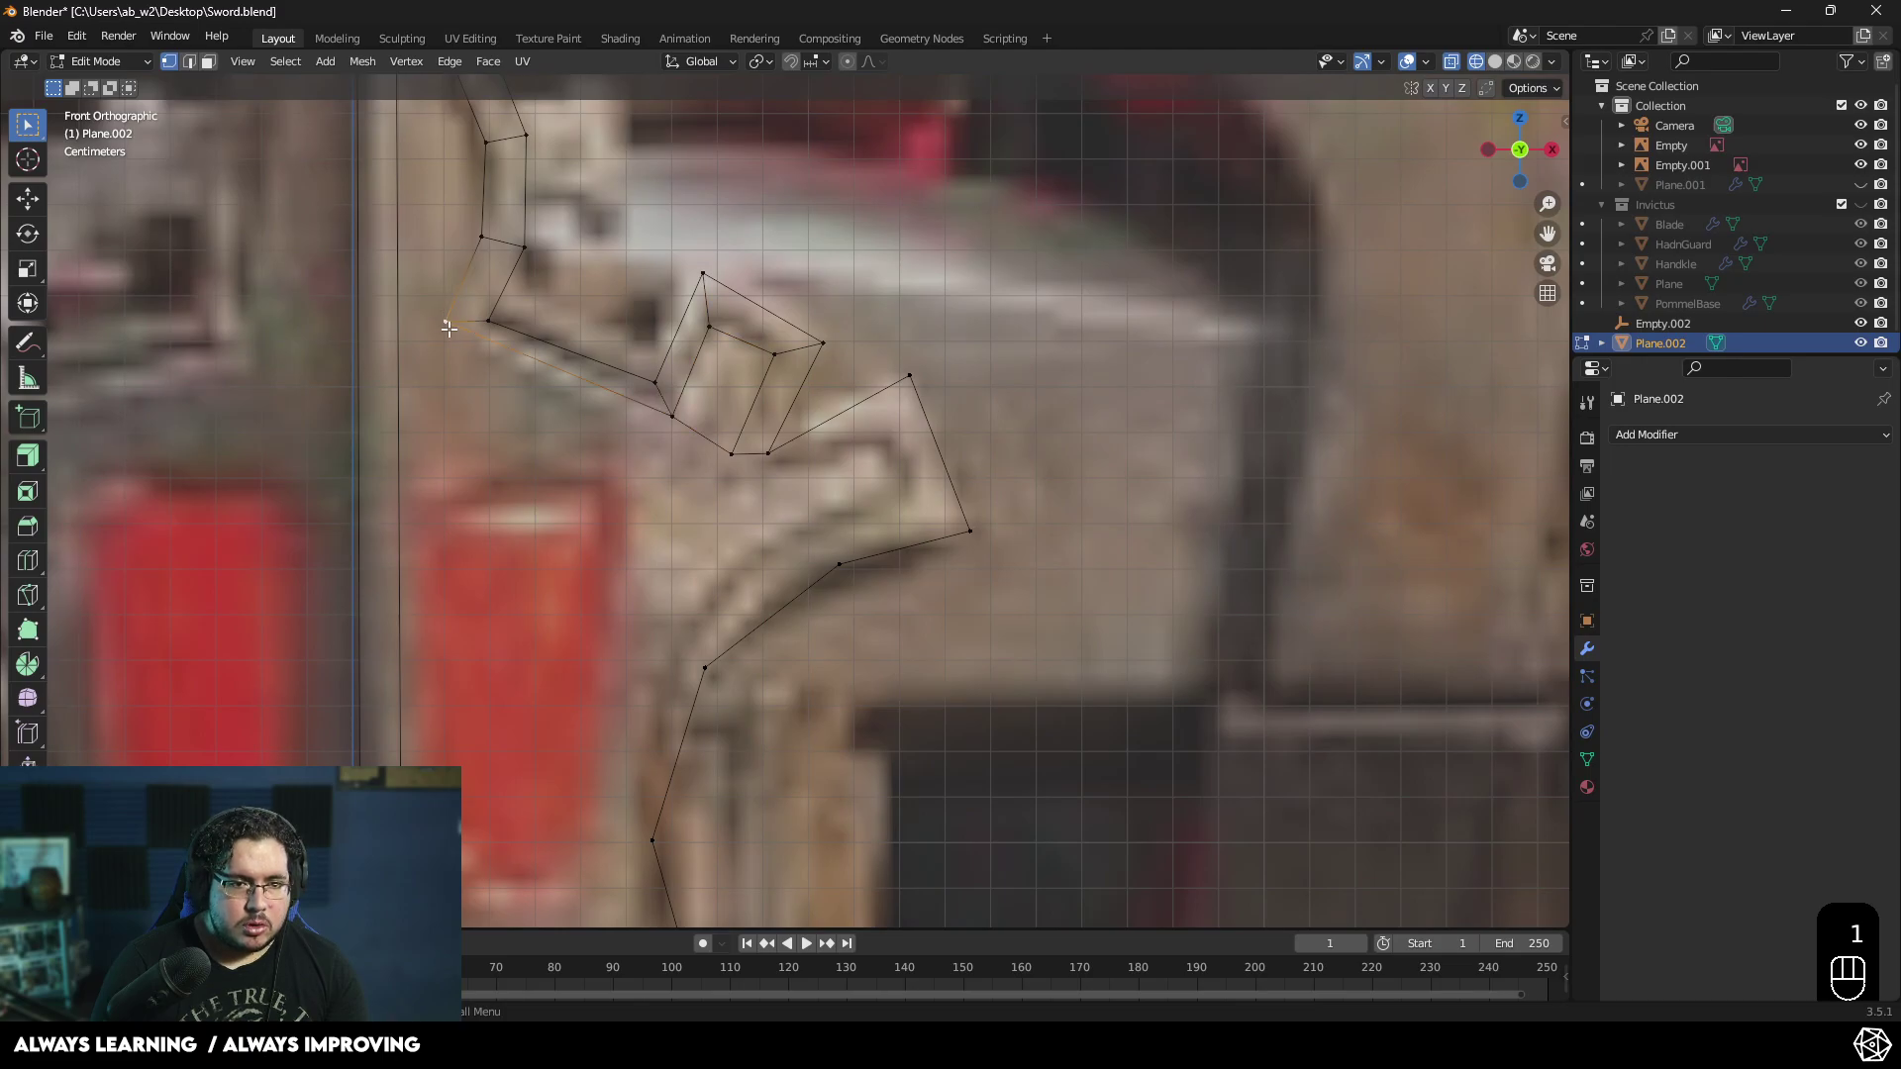
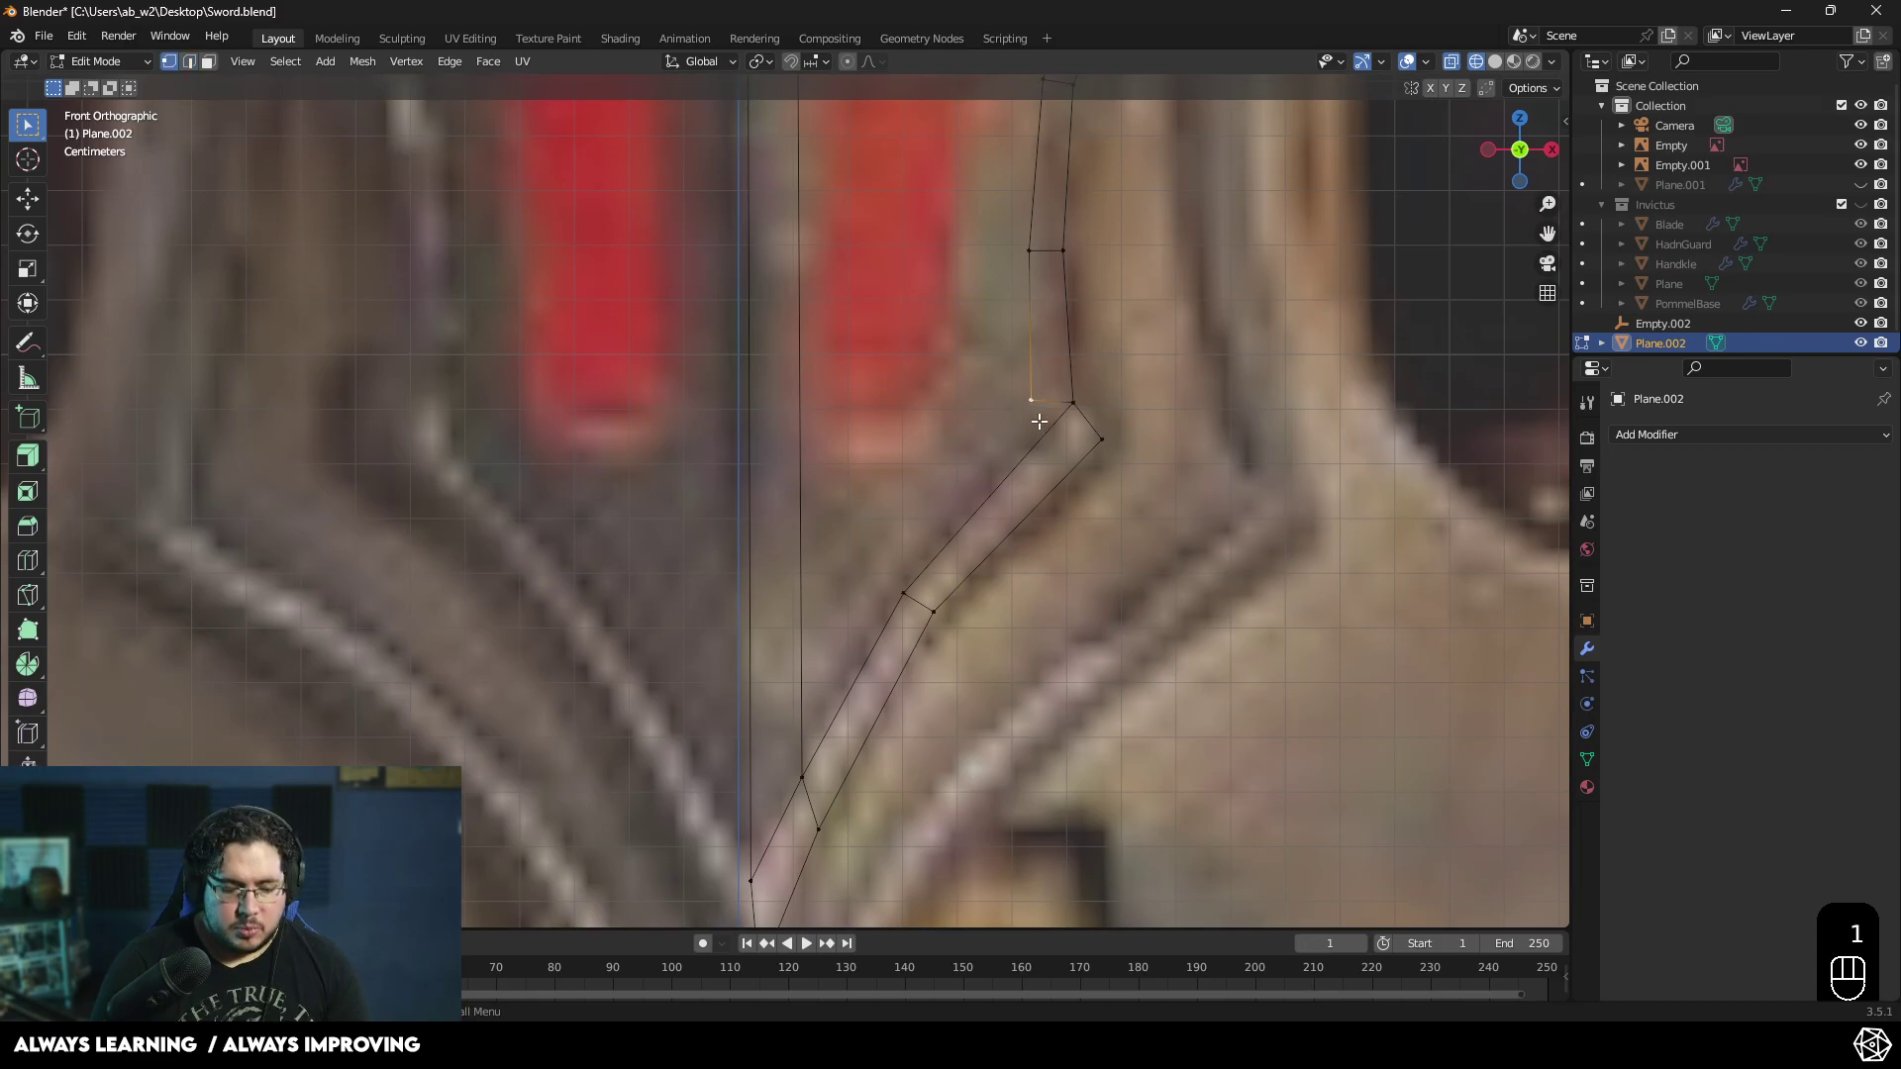
- Snap the end vertex onto the ornament edge and extrude the chain down the inner edge
key(g)
click(1014, 362)
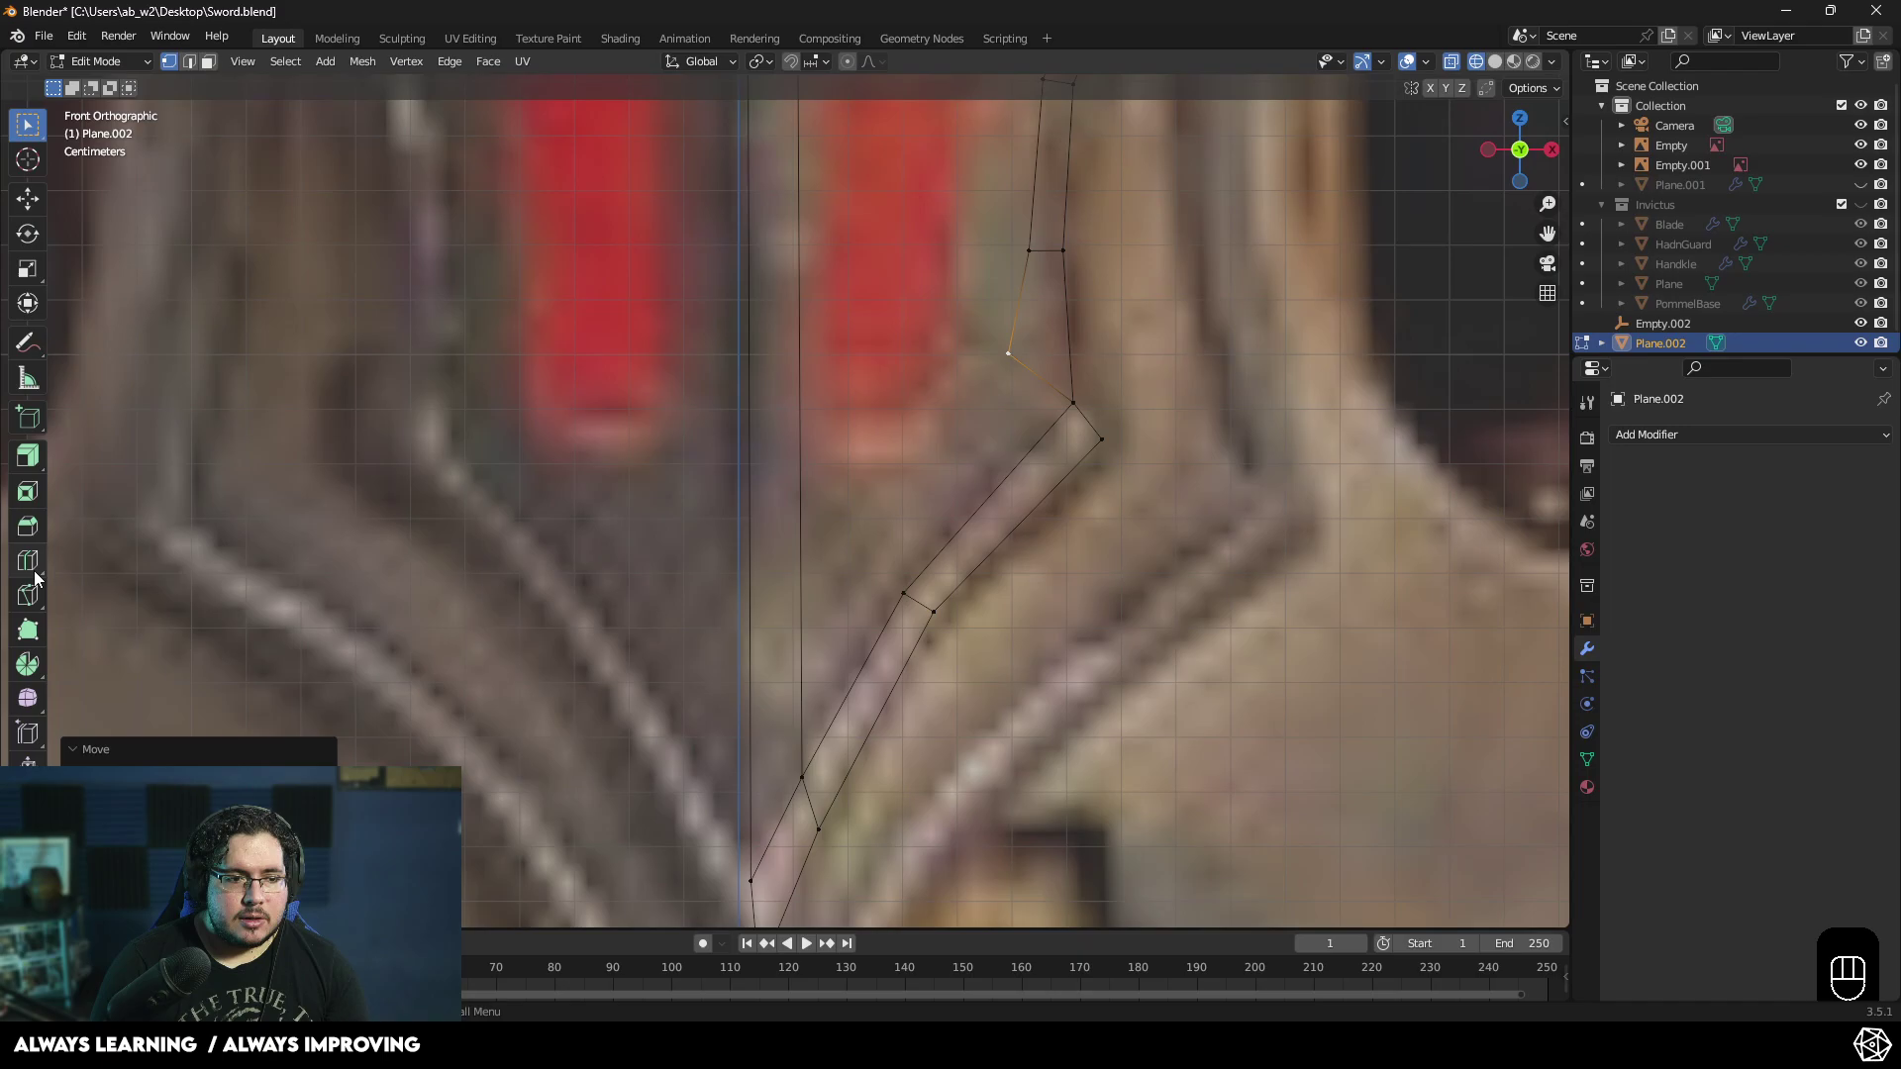
key(e)
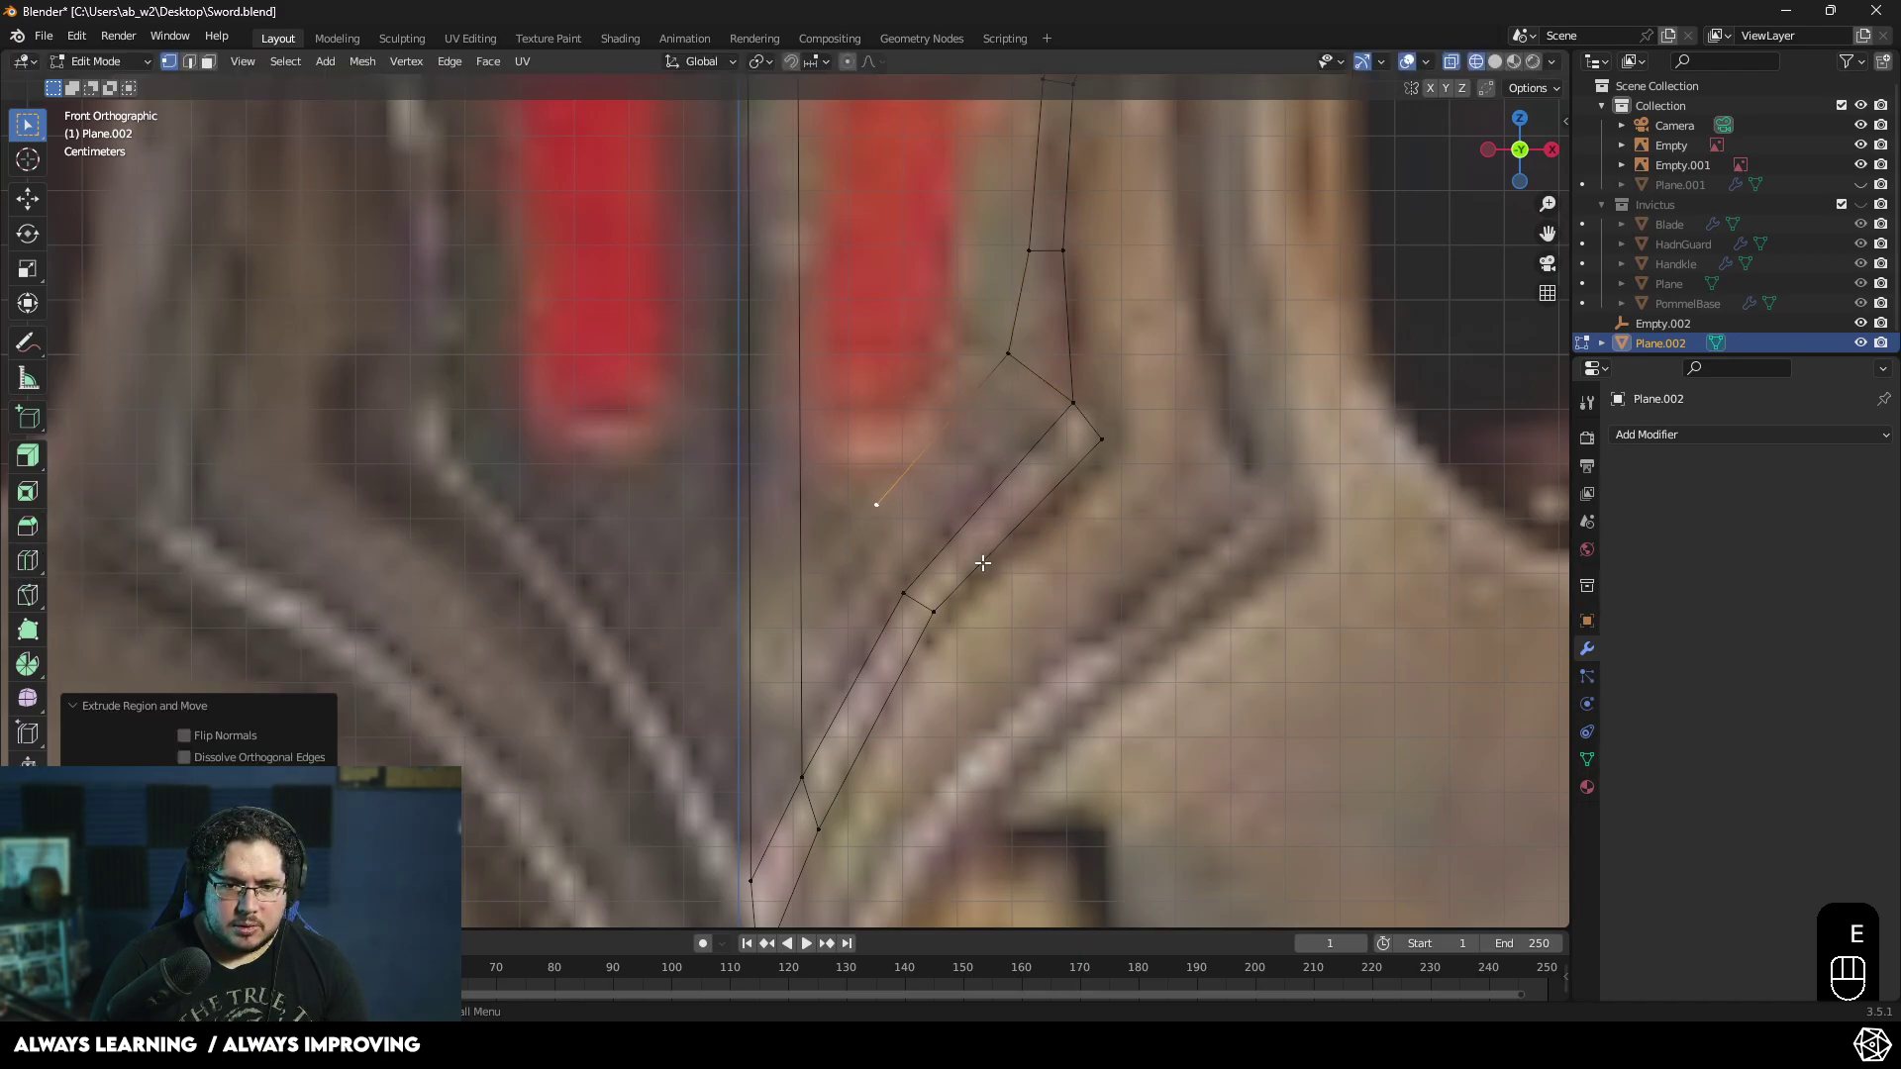
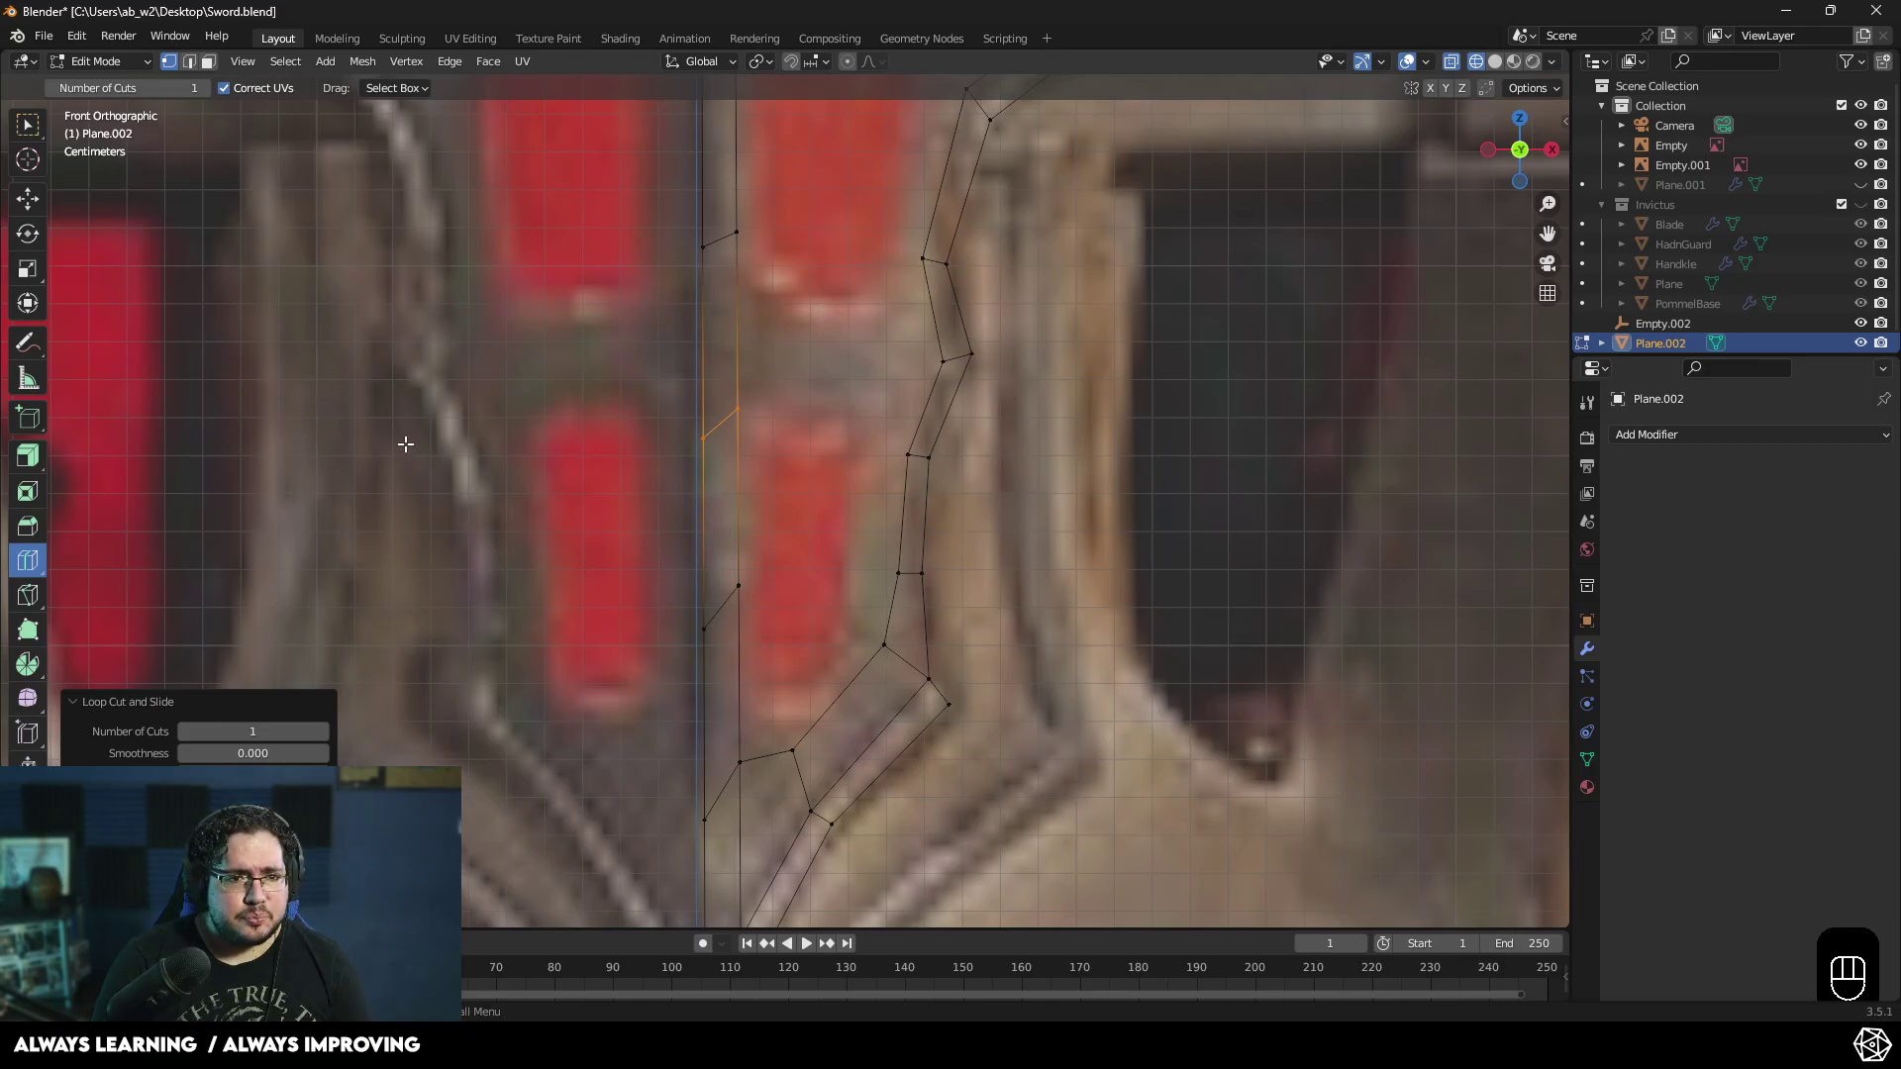
- Leave the loop cut, return to the select tool in vertex mode for further extrusions
key(1)
key(w)
key(1)
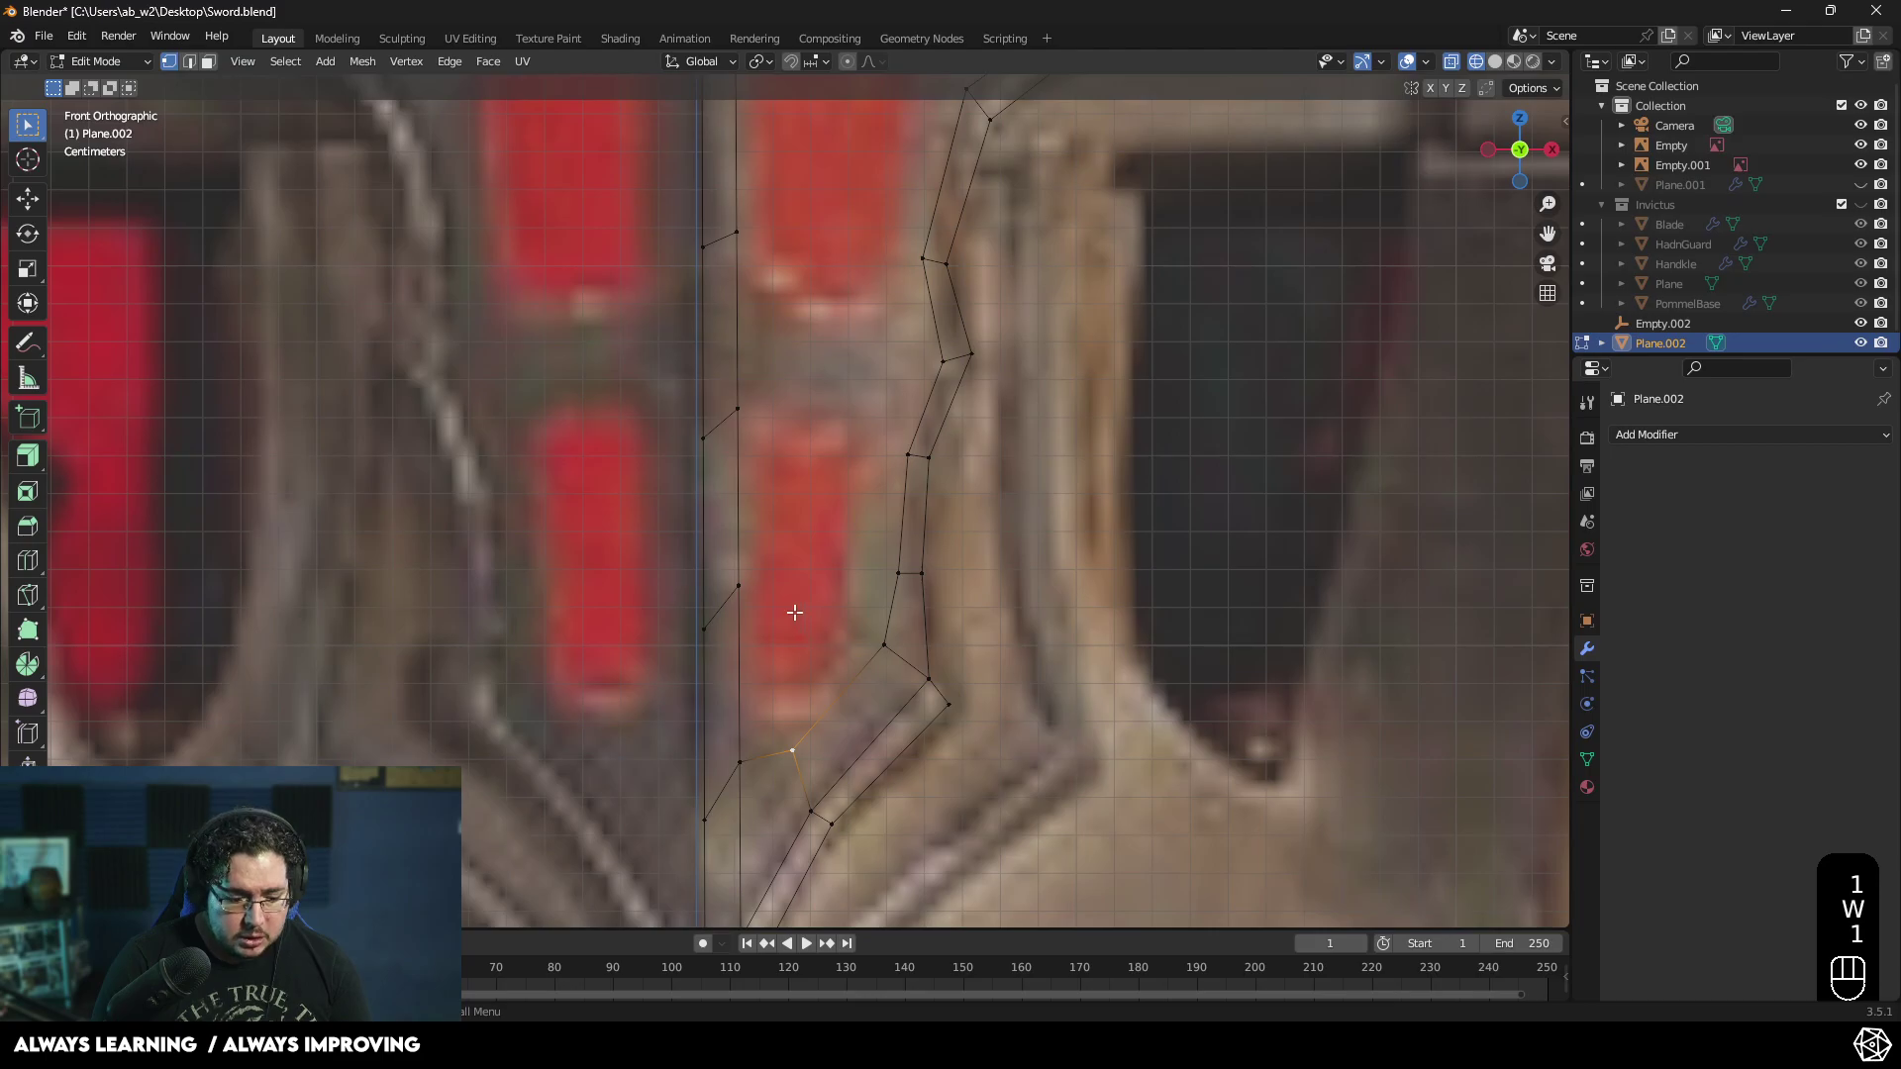
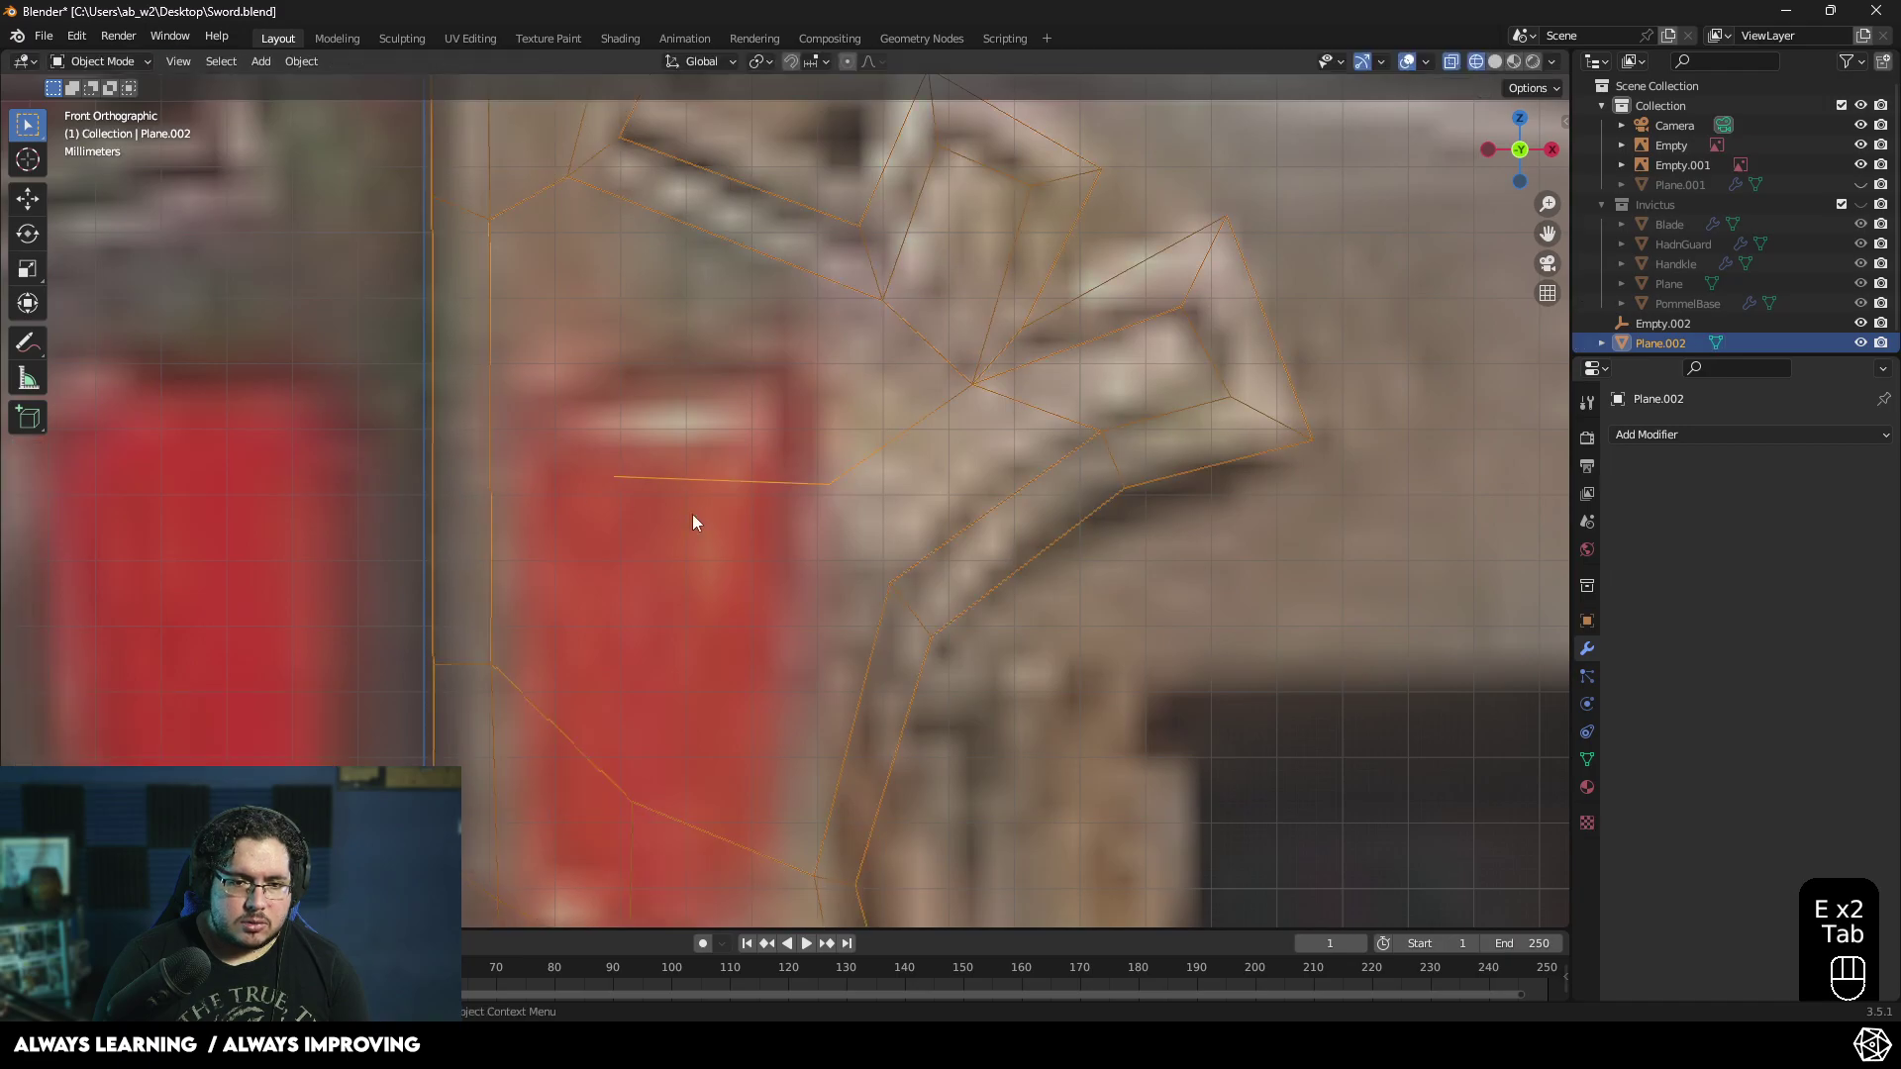
- Re-enter Edit Mode on the traced mesh and build quad faces across the emblem half
middle_click(722, 537)
key(Tab)
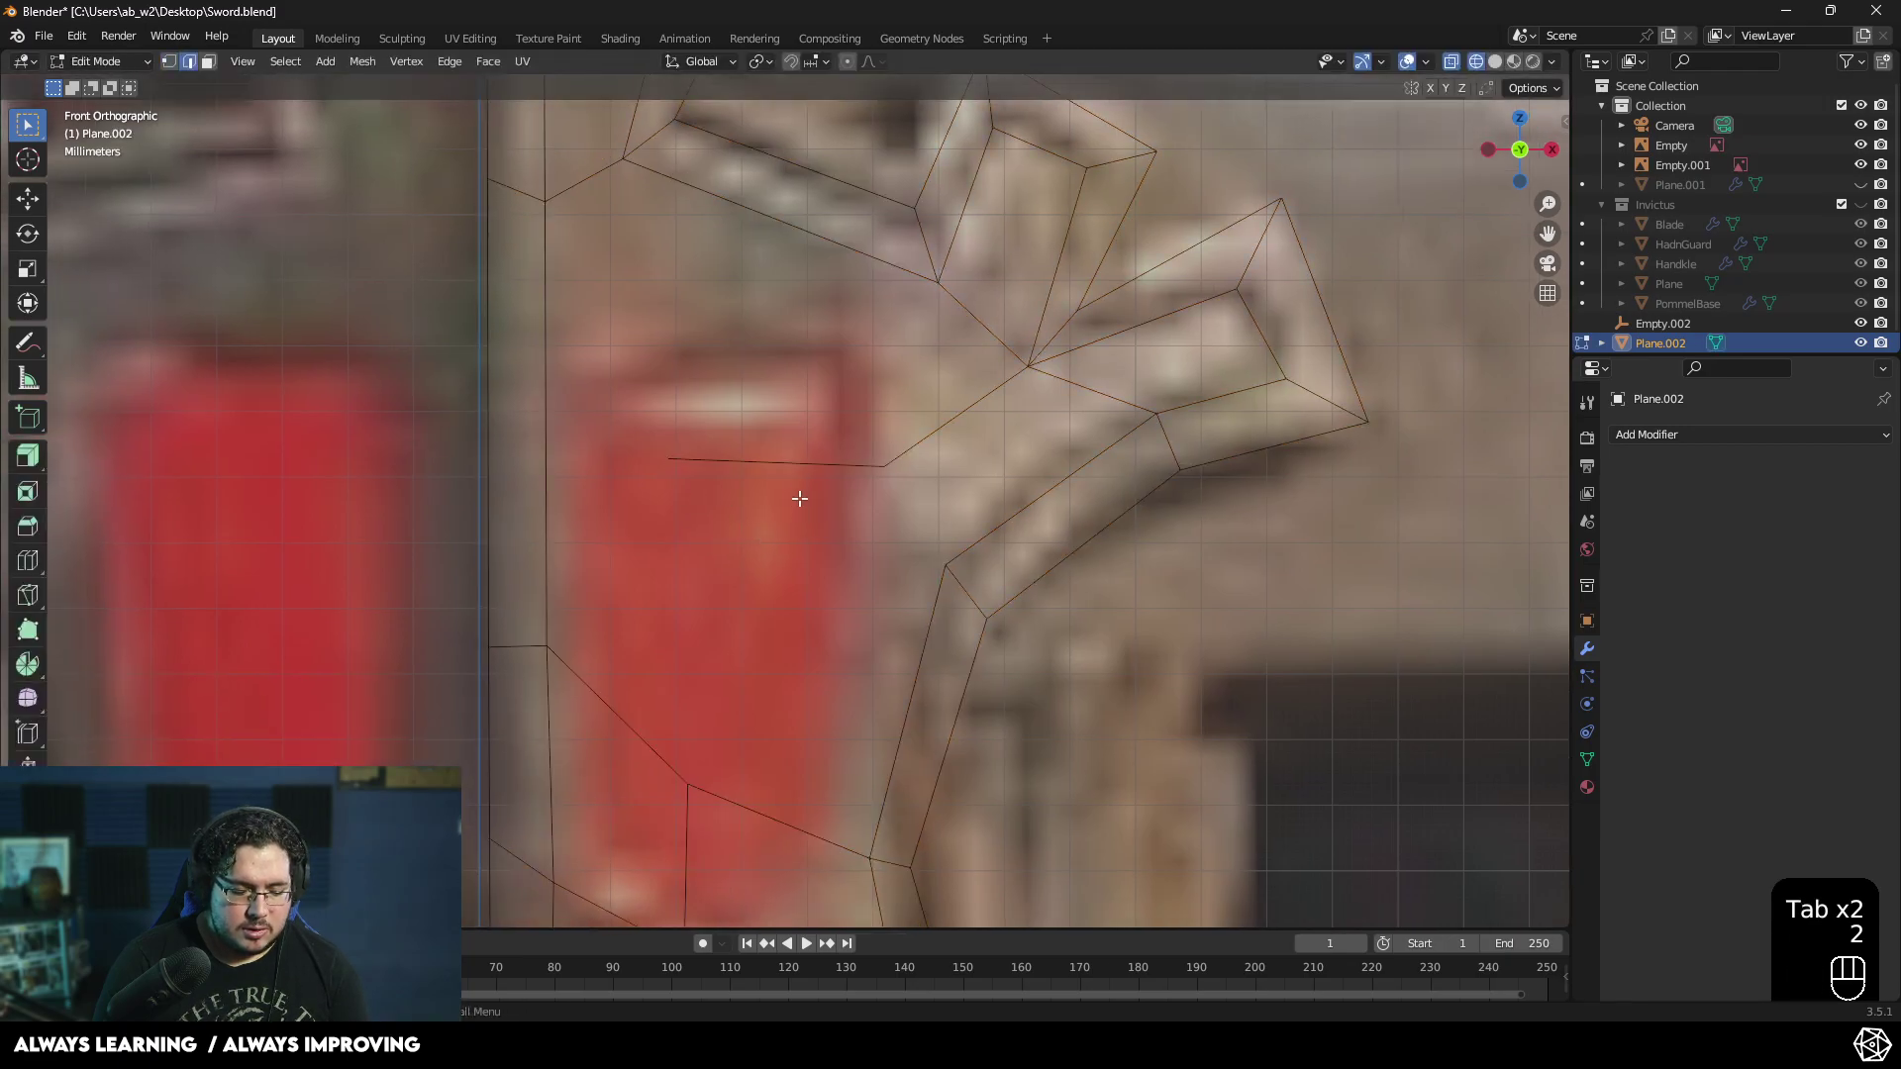
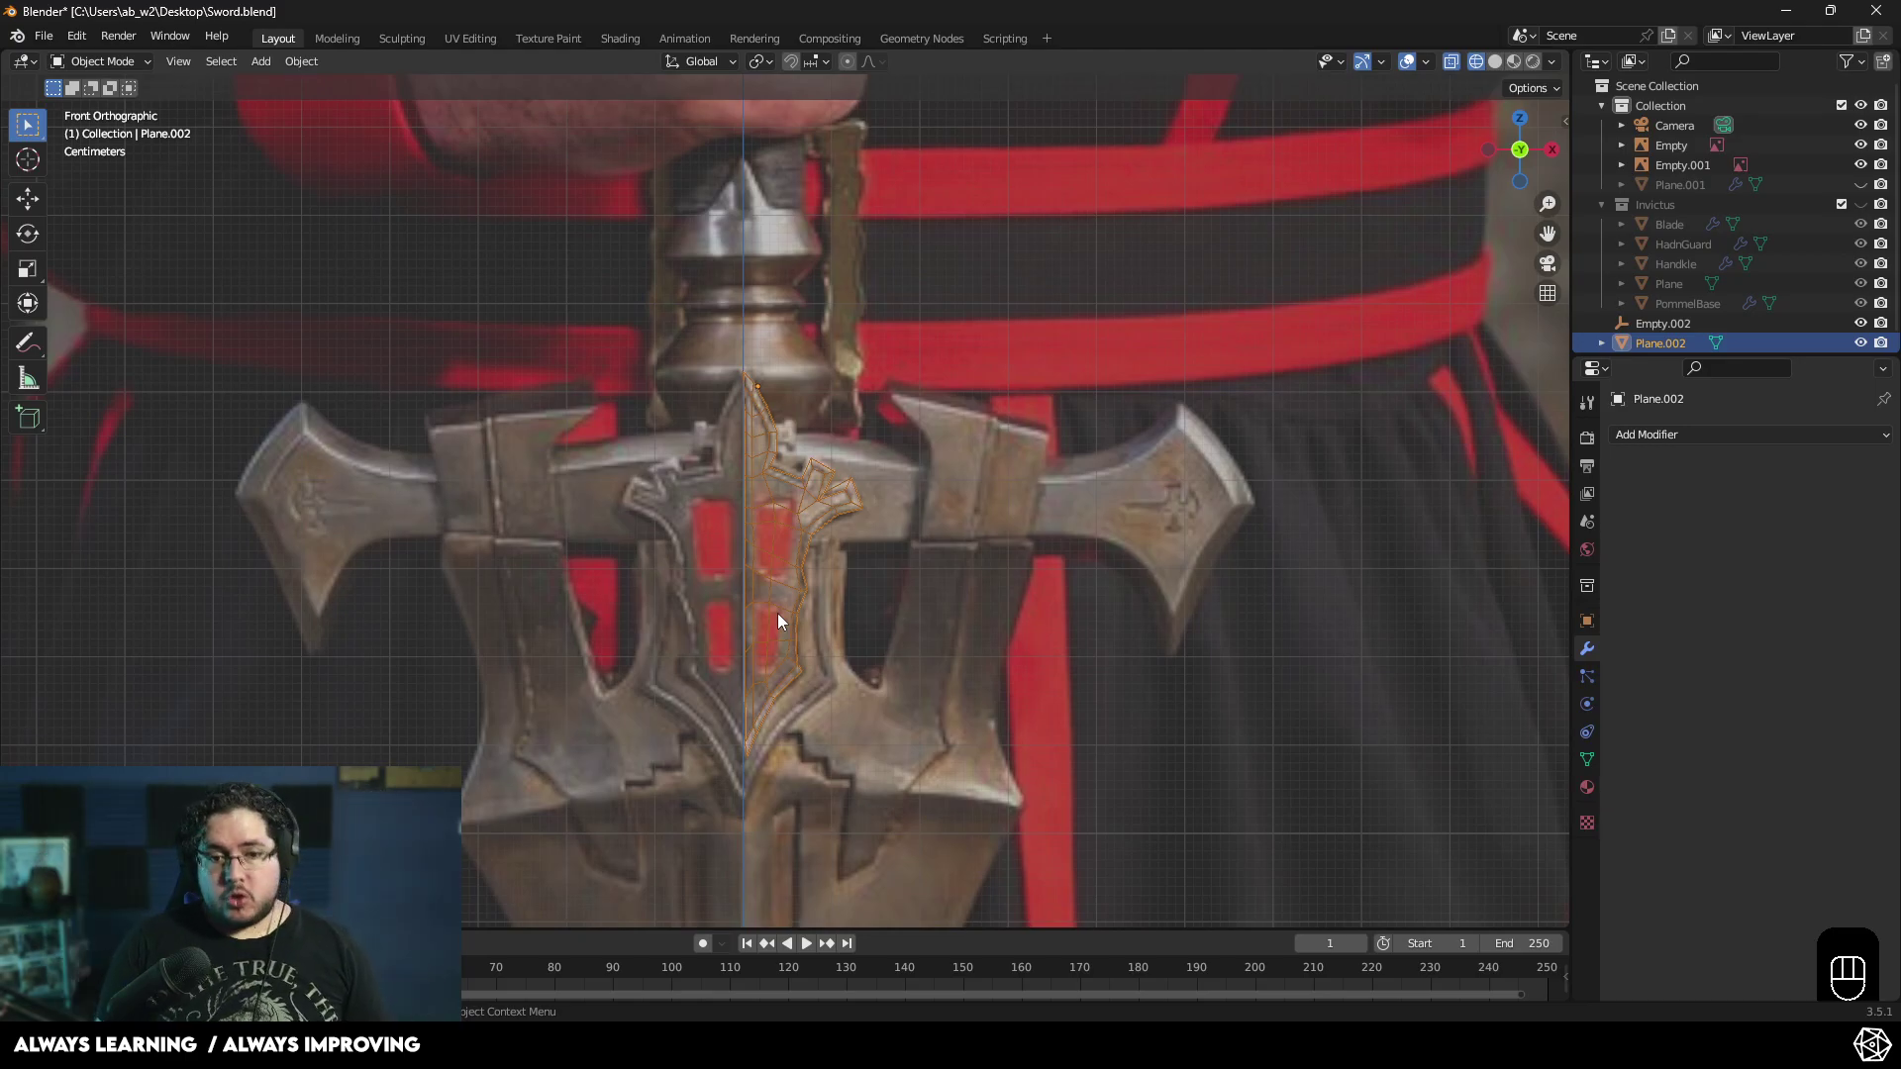
middle_click(778, 406)
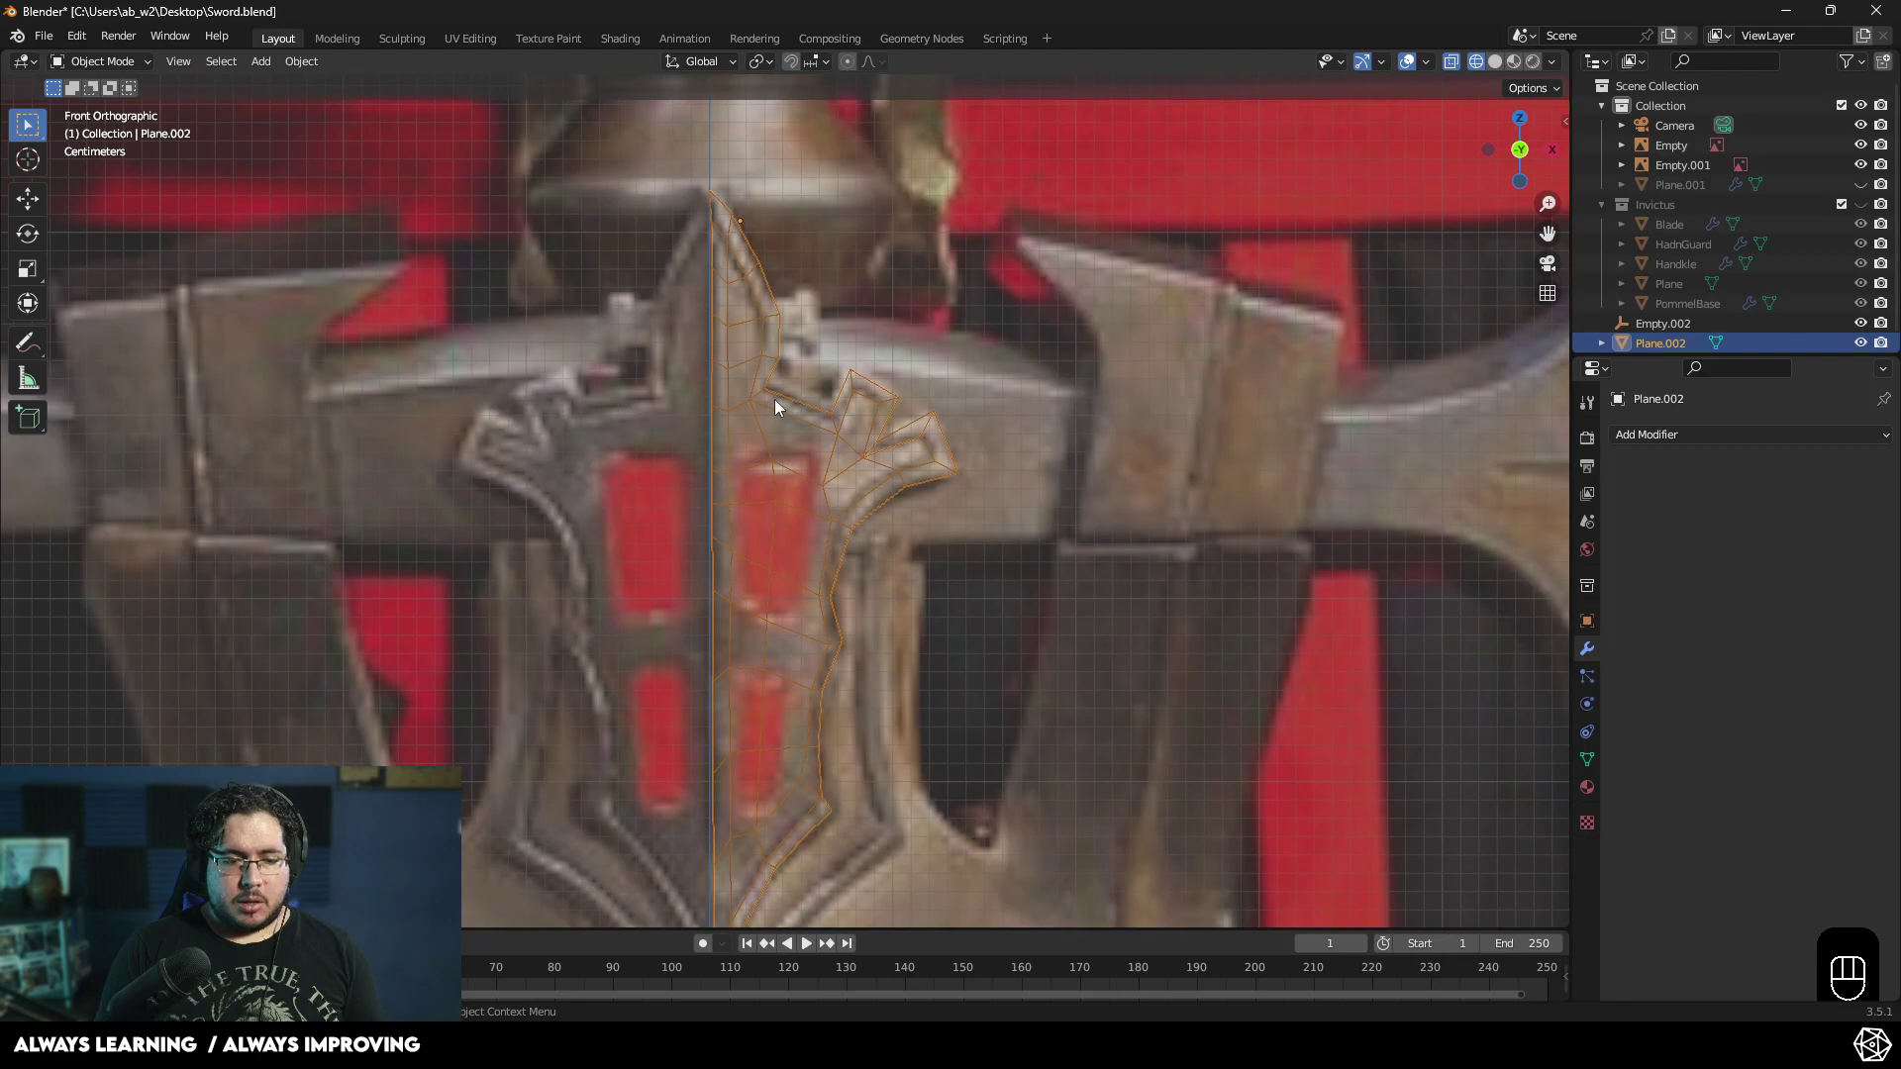
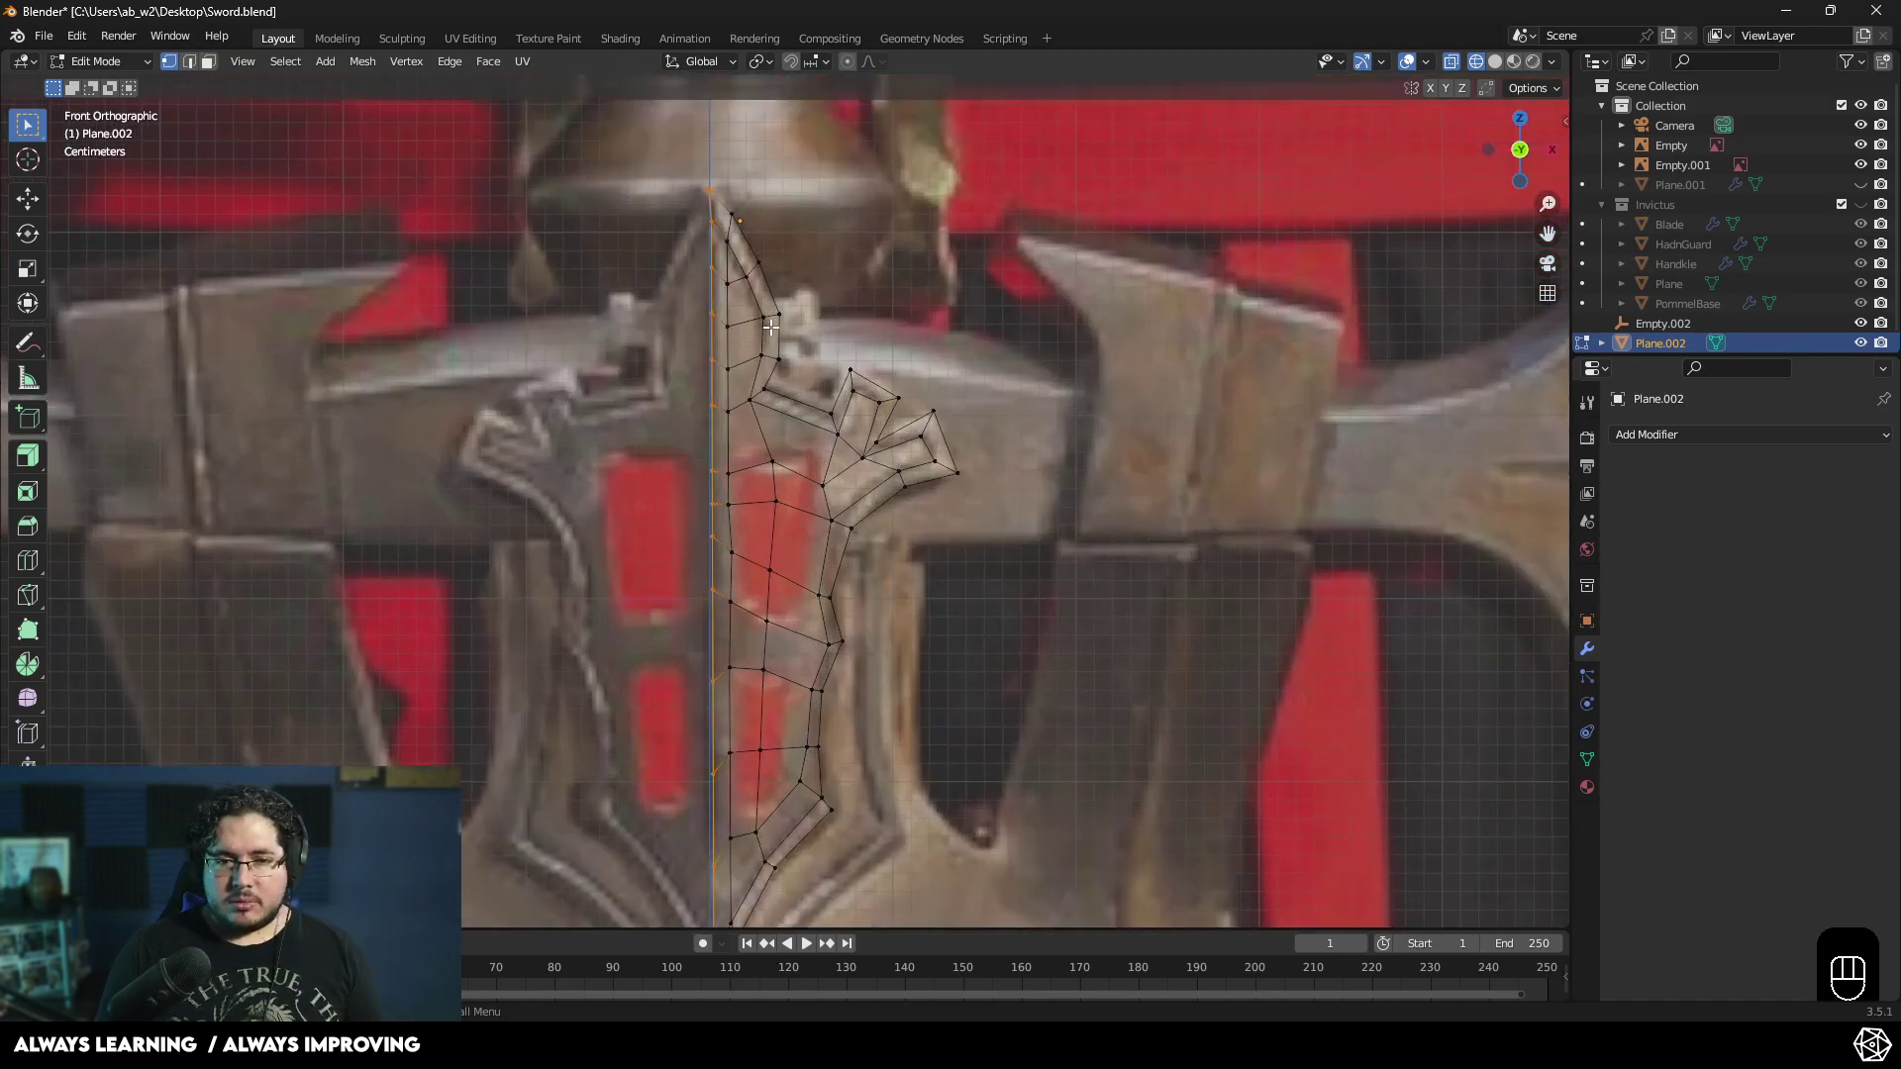
- Scale the centre-edge vertices to 0 along X so they sit on one vertical line
key(r)
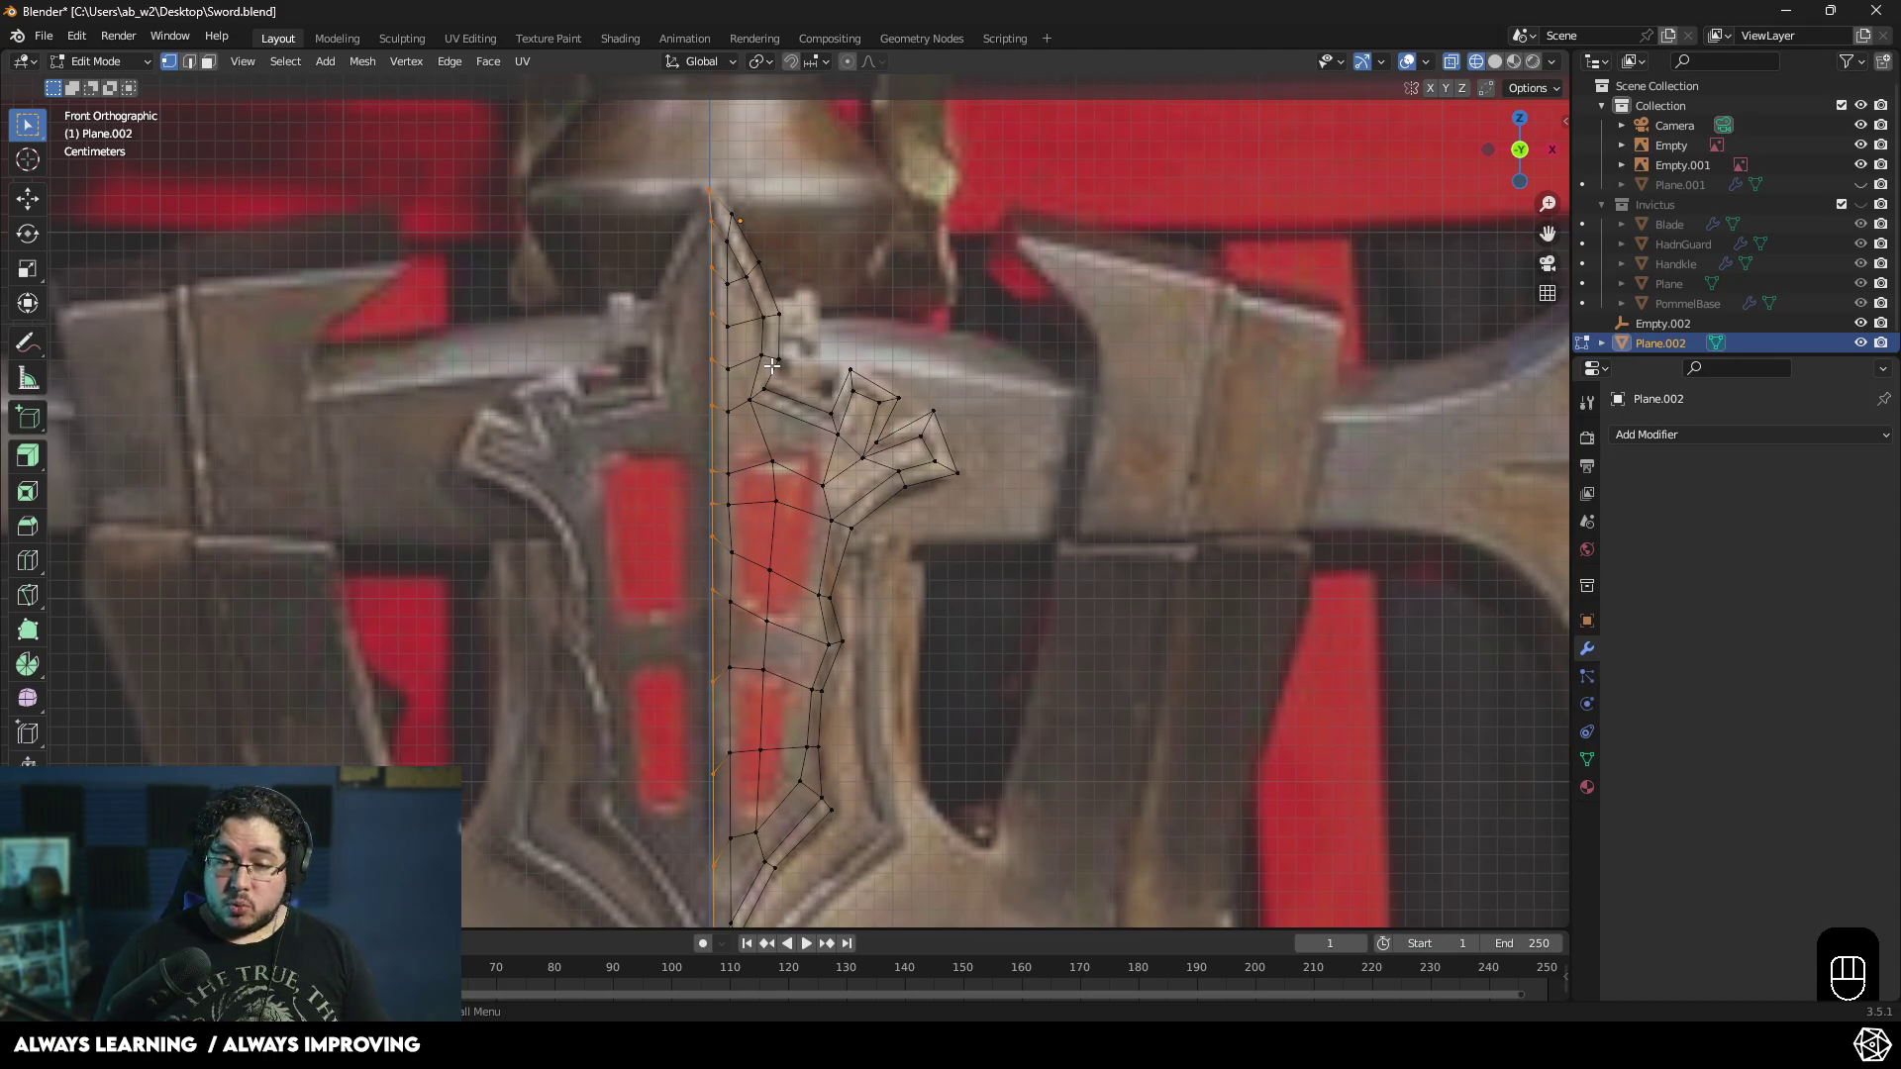
key(s)
key(x)
key(KP_0)
key(Return)
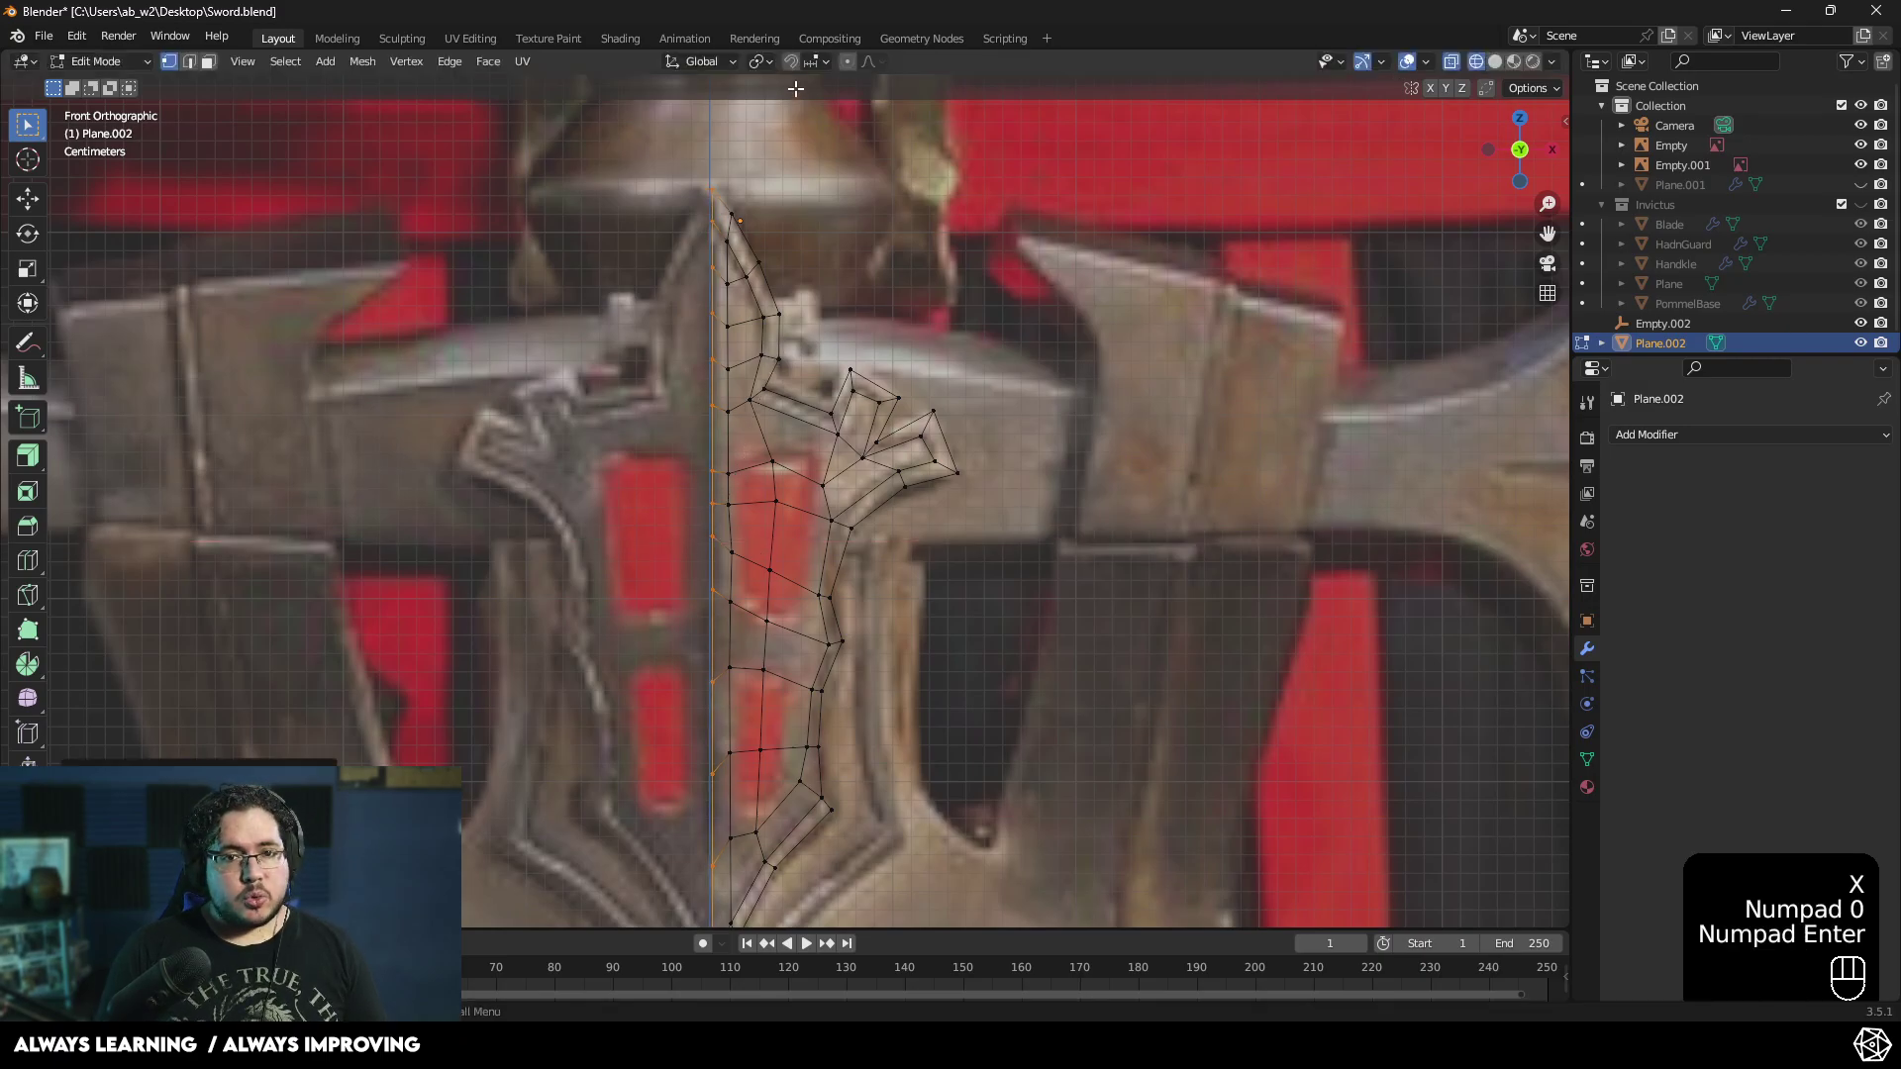
- Turn on snapping and slide the centre vertices along X onto the reference hand guard
click(795, 73)
click(817, 62)
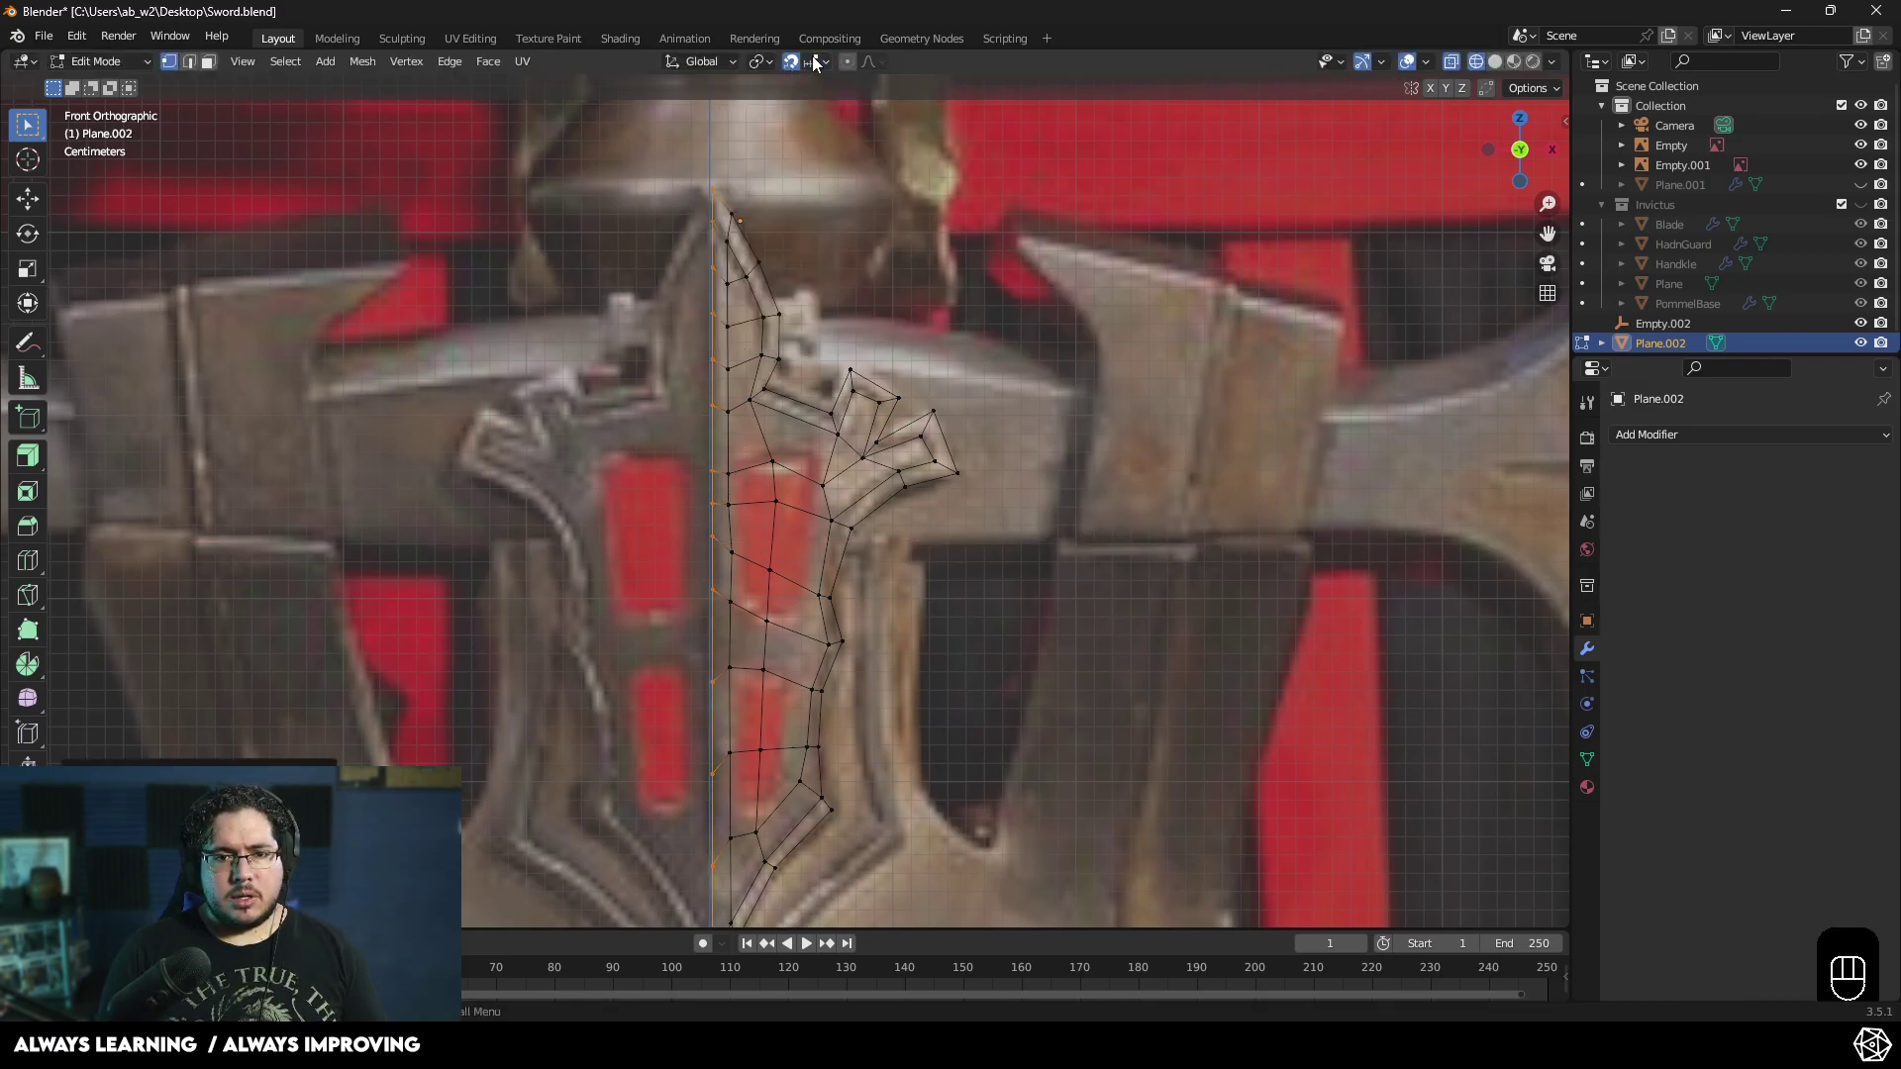
key(g)
key(x)
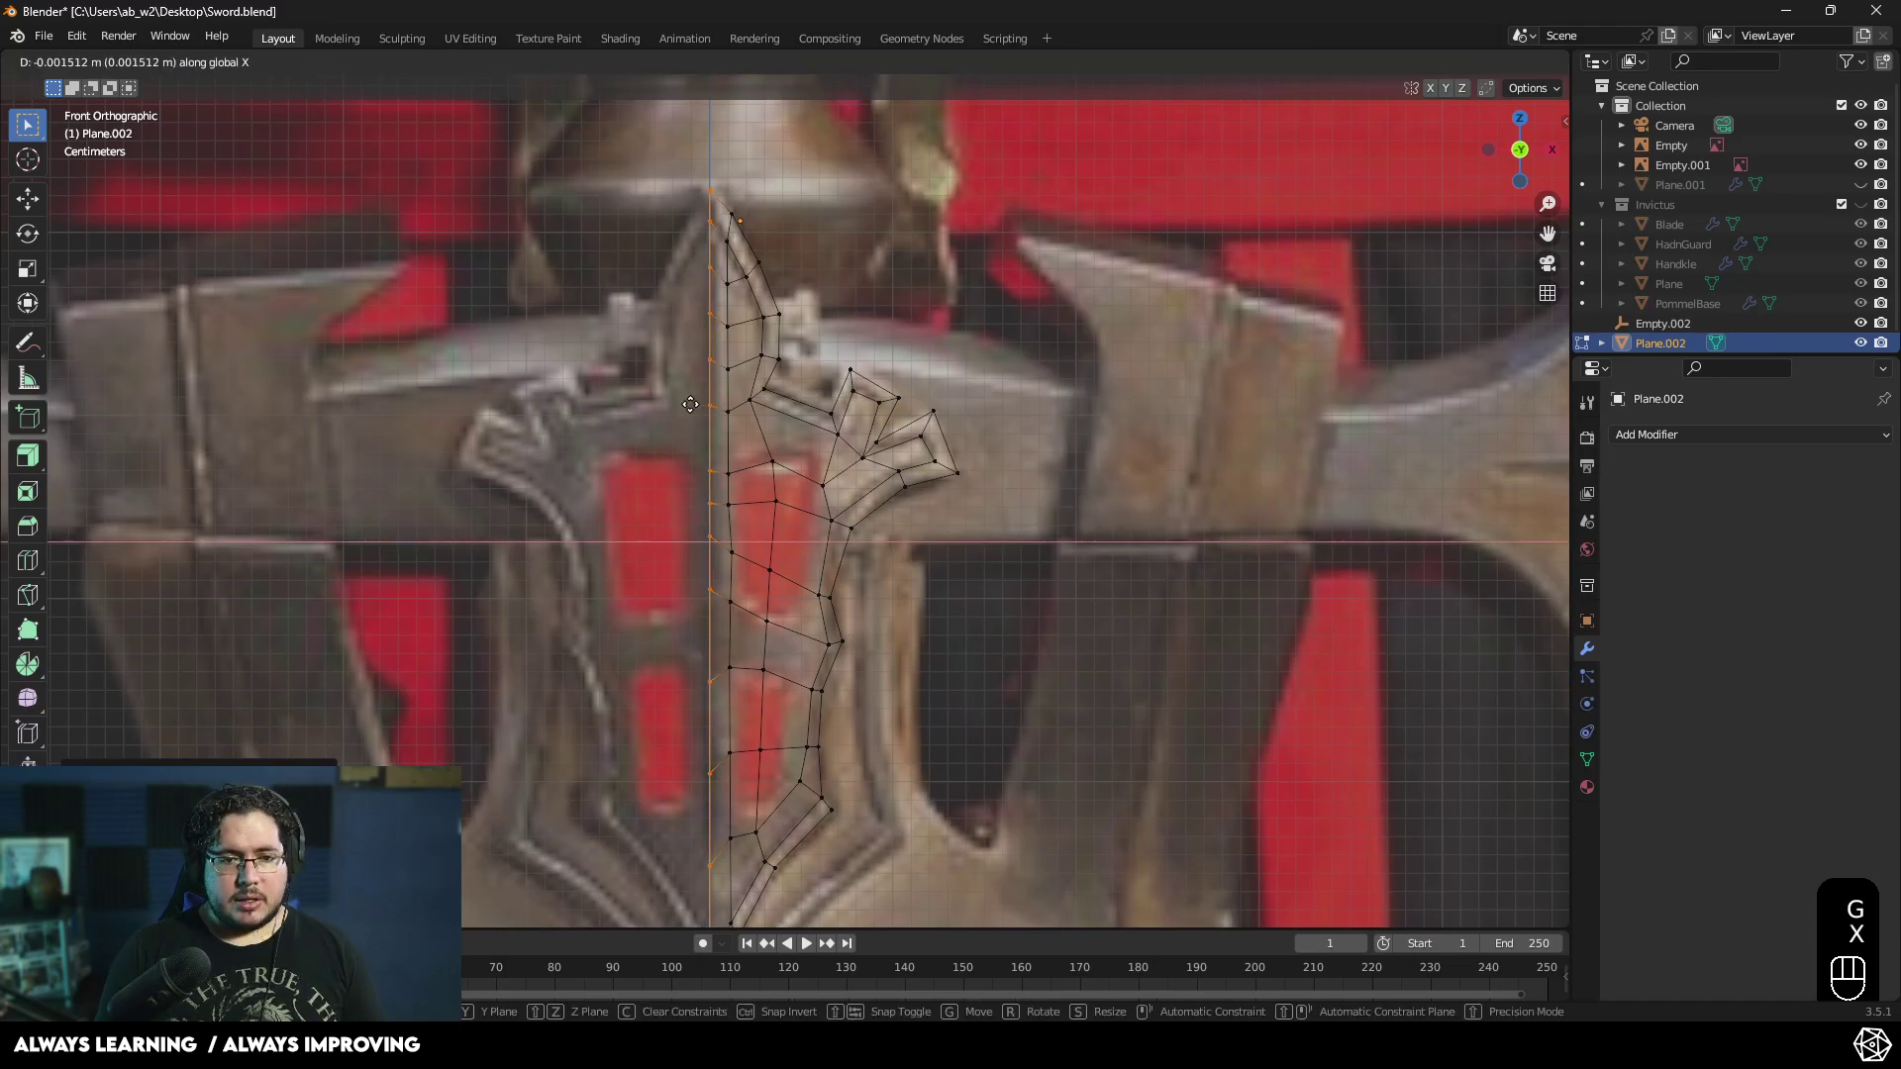
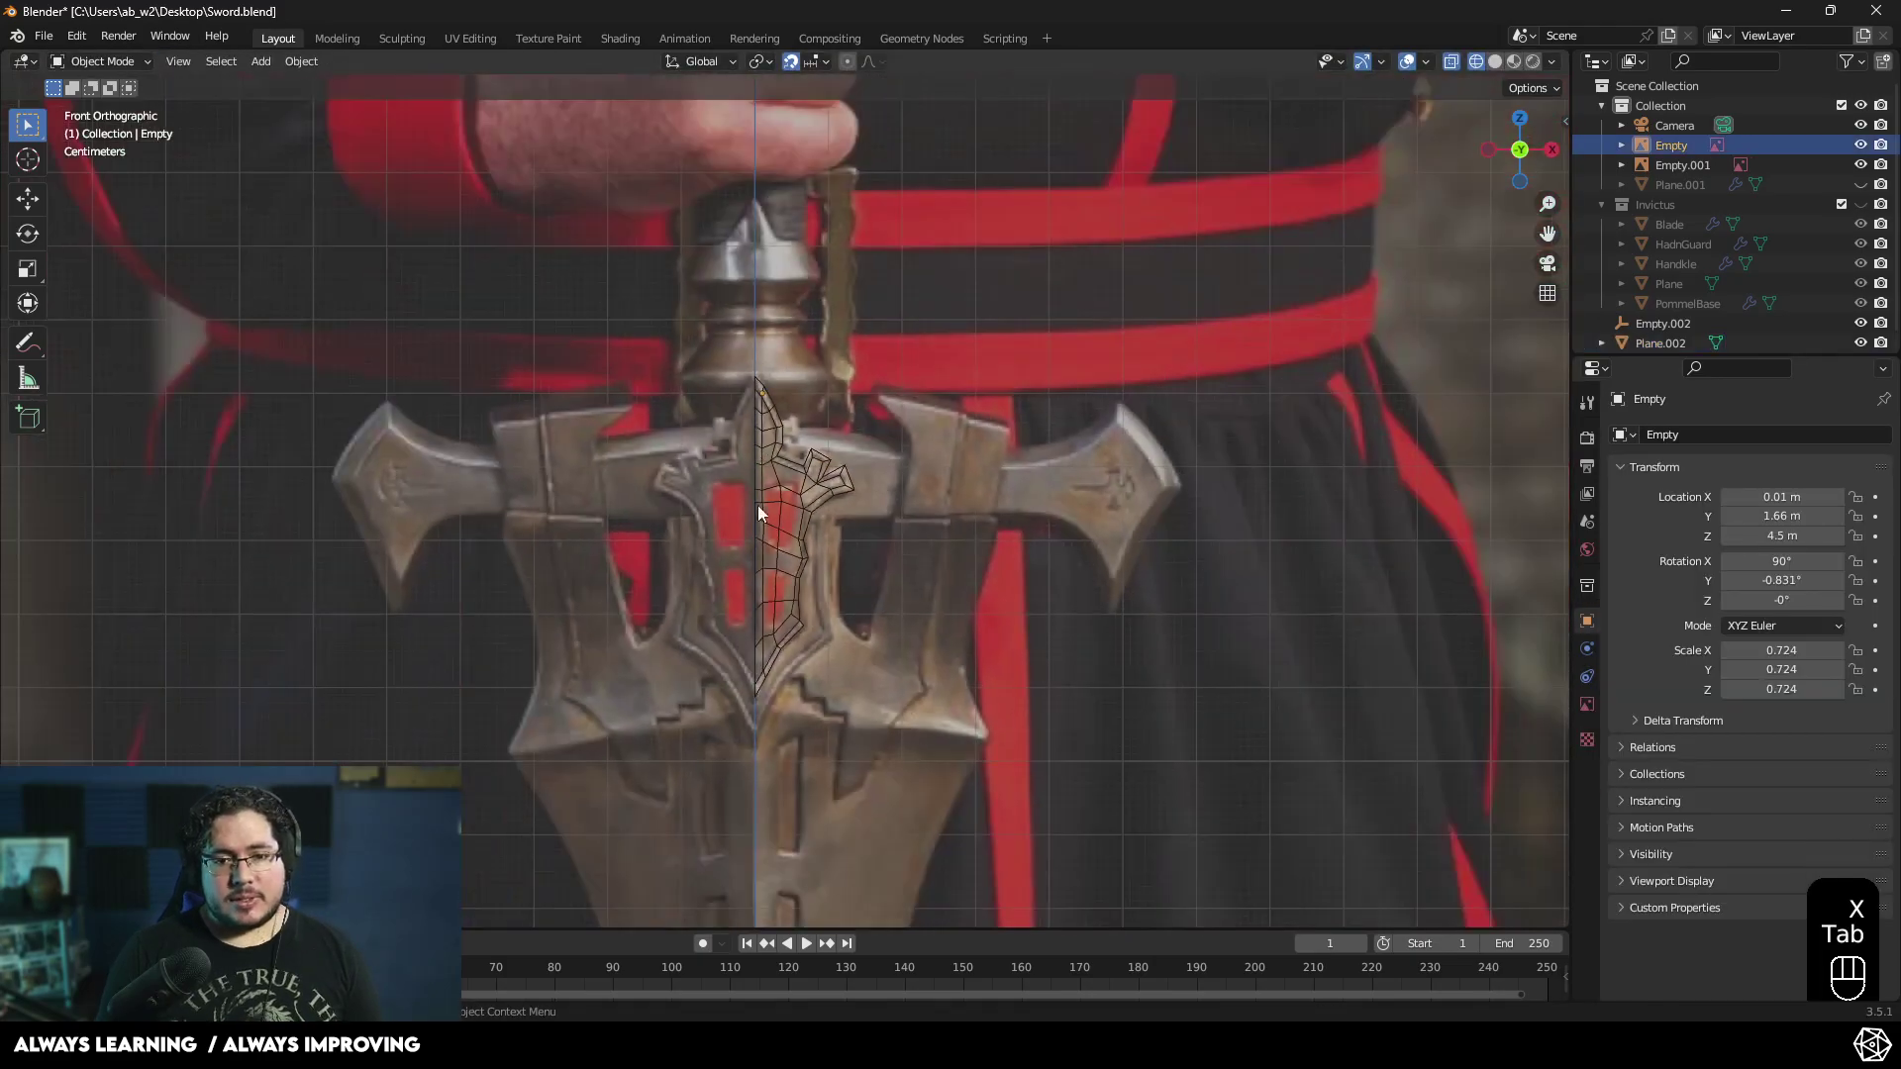
click(772, 502)
- Orbit around the half-guard outline to check it against the reference from an angle
middle_click(863, 540)
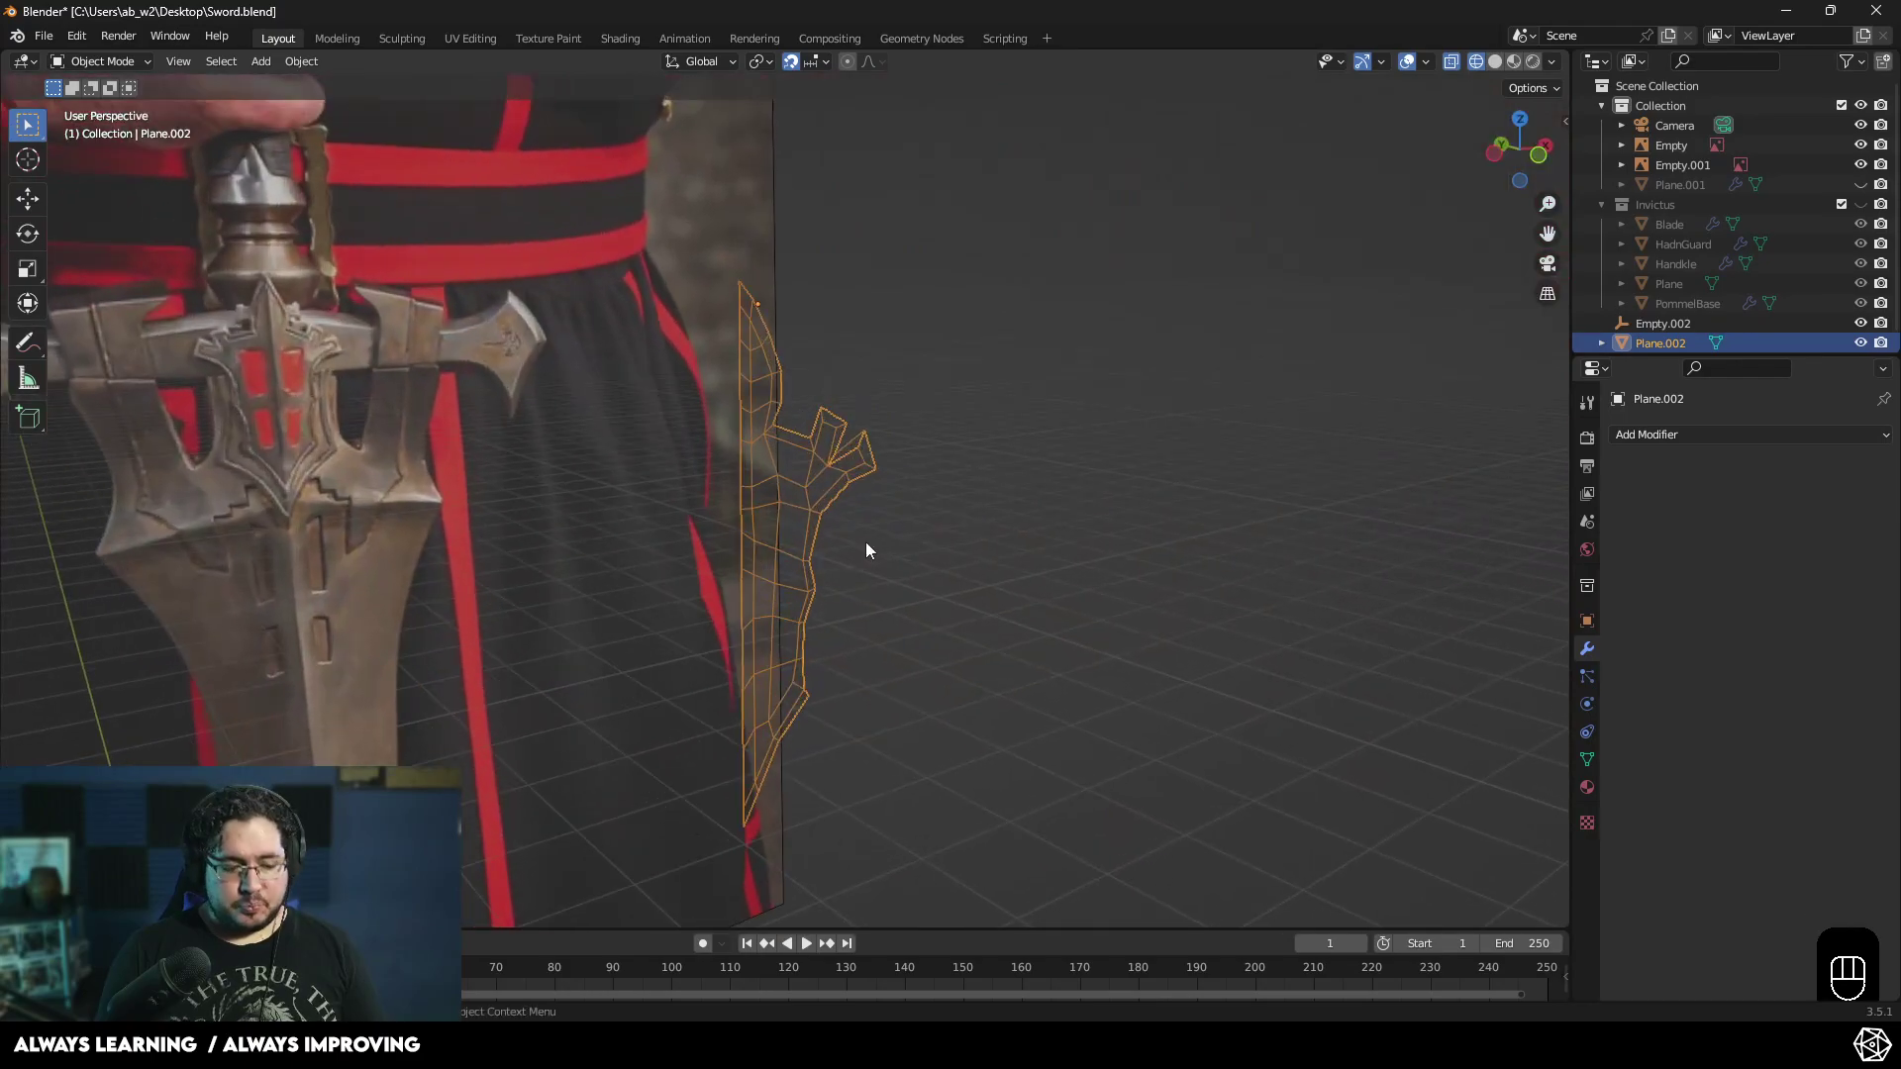
key(z)
middle_click(908, 553)
drag(925, 515, 832, 534)
drag(1114, 443, 989, 498)
key(Tab)
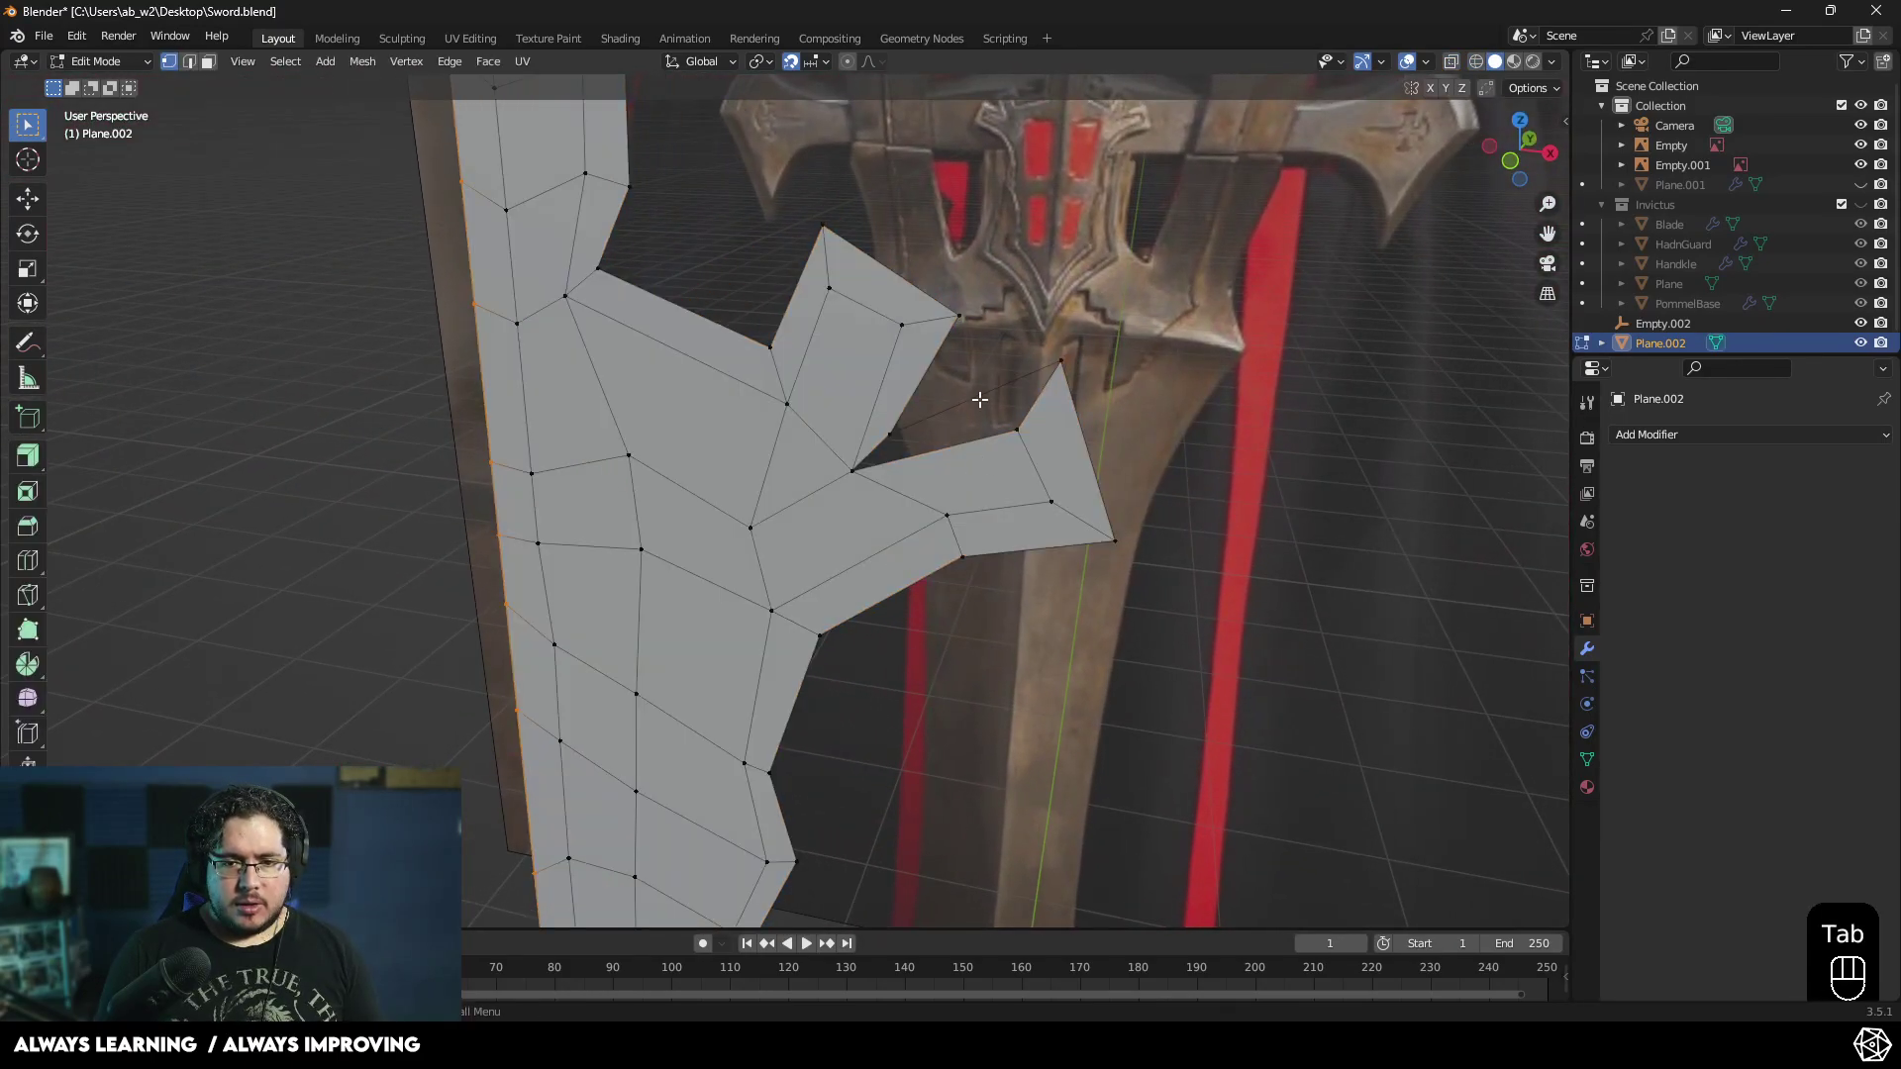
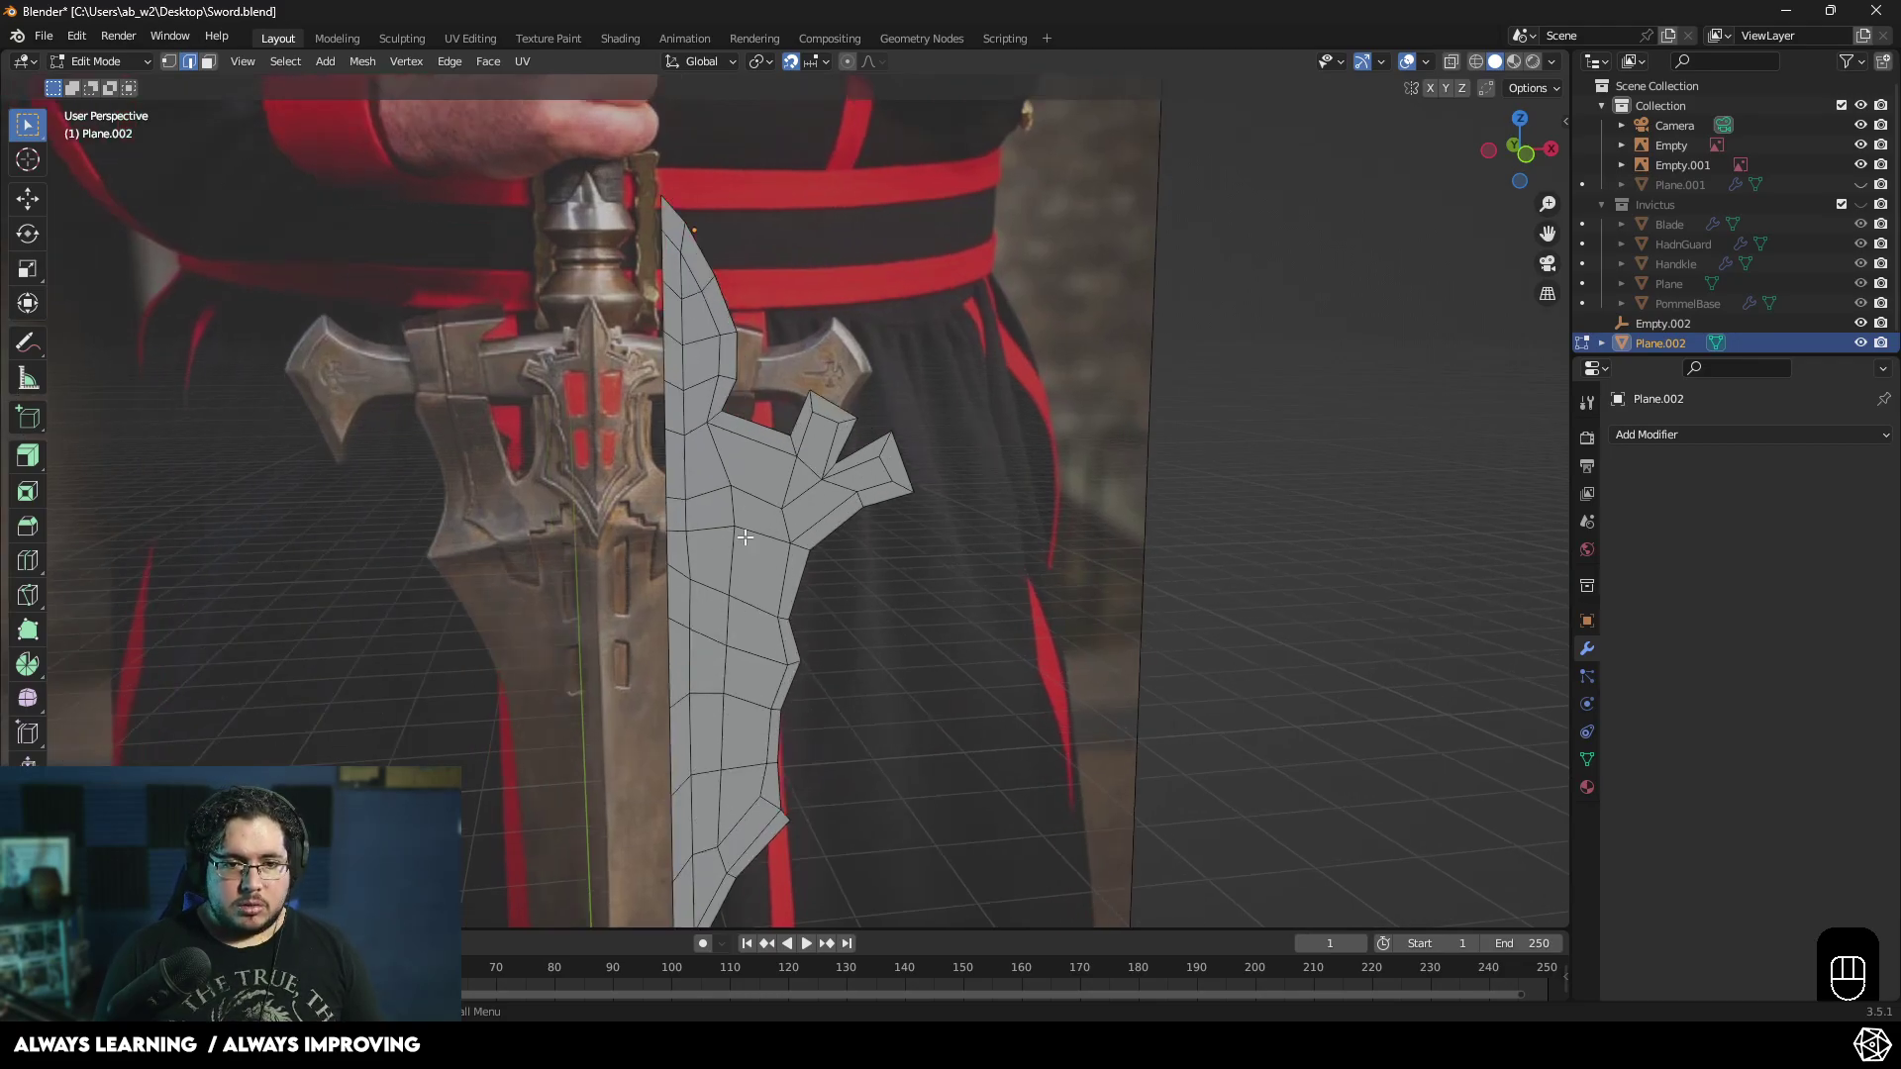
- Mirror Plane.002 across X with merge and apply its rotation and scale
key(Tab)
key(Tab)
drag(1719, 438, 1522, 678)
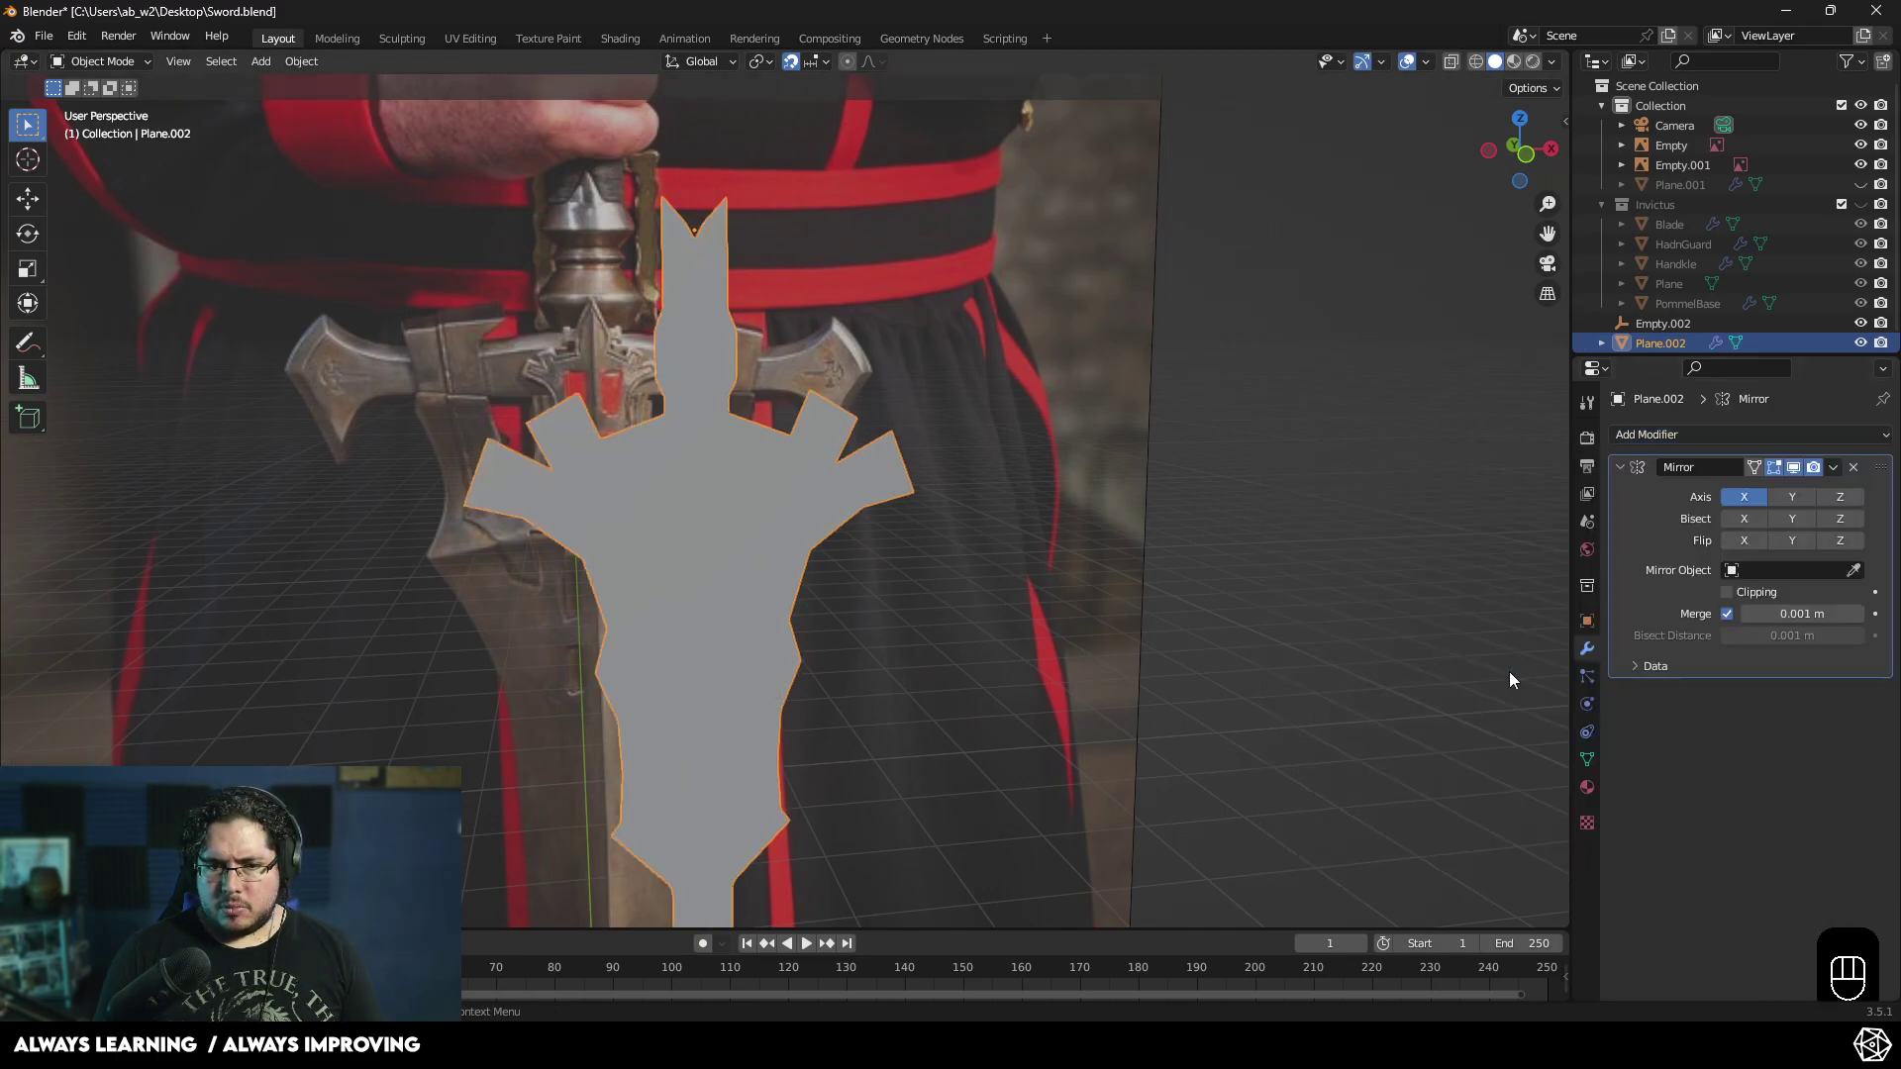
key(ctrl+a)
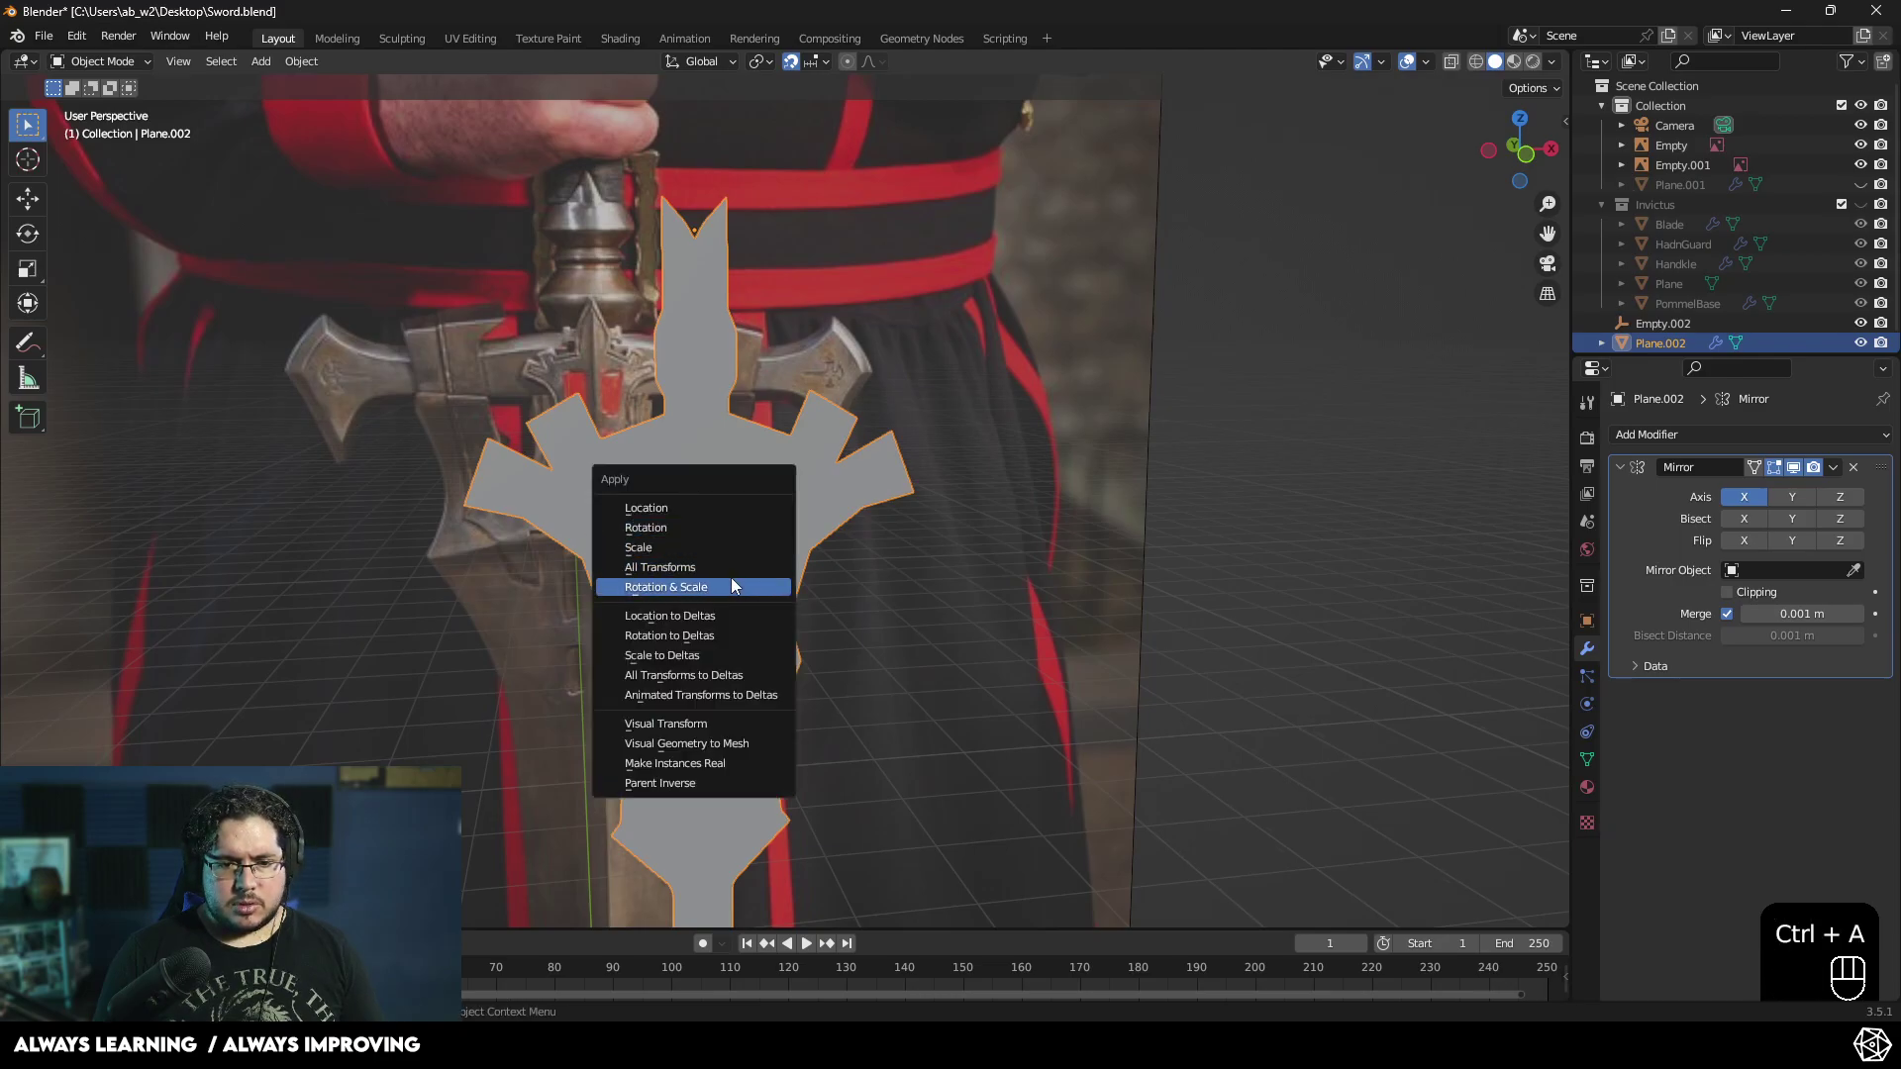
drag(763, 551, 702, 536)
click(700, 536)
- Orbit around the now full symmetrical guard emblem to inspect it
drag(813, 578, 849, 590)
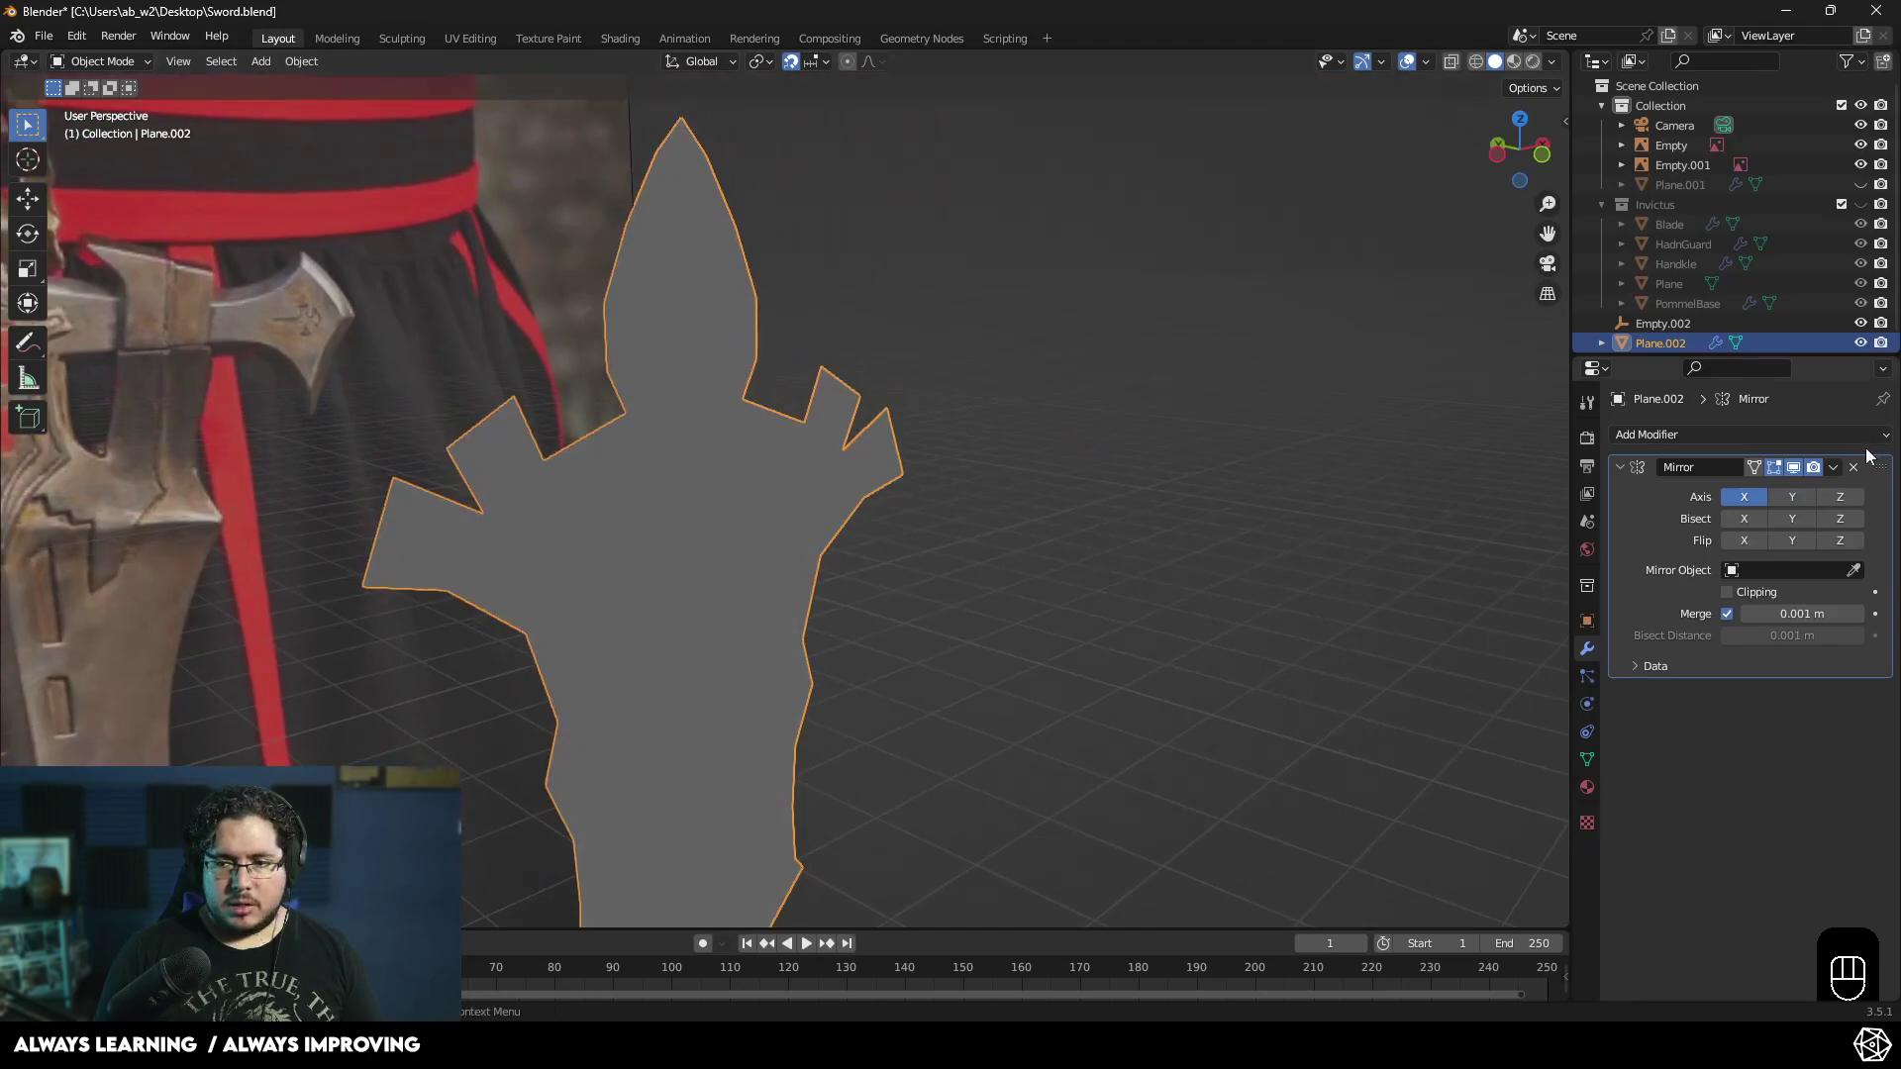
drag(1840, 471, 1493, 543)
- Test-extrude all of the guard's faces in Edit Mode, then undo back to the flat shape
key(Tab)
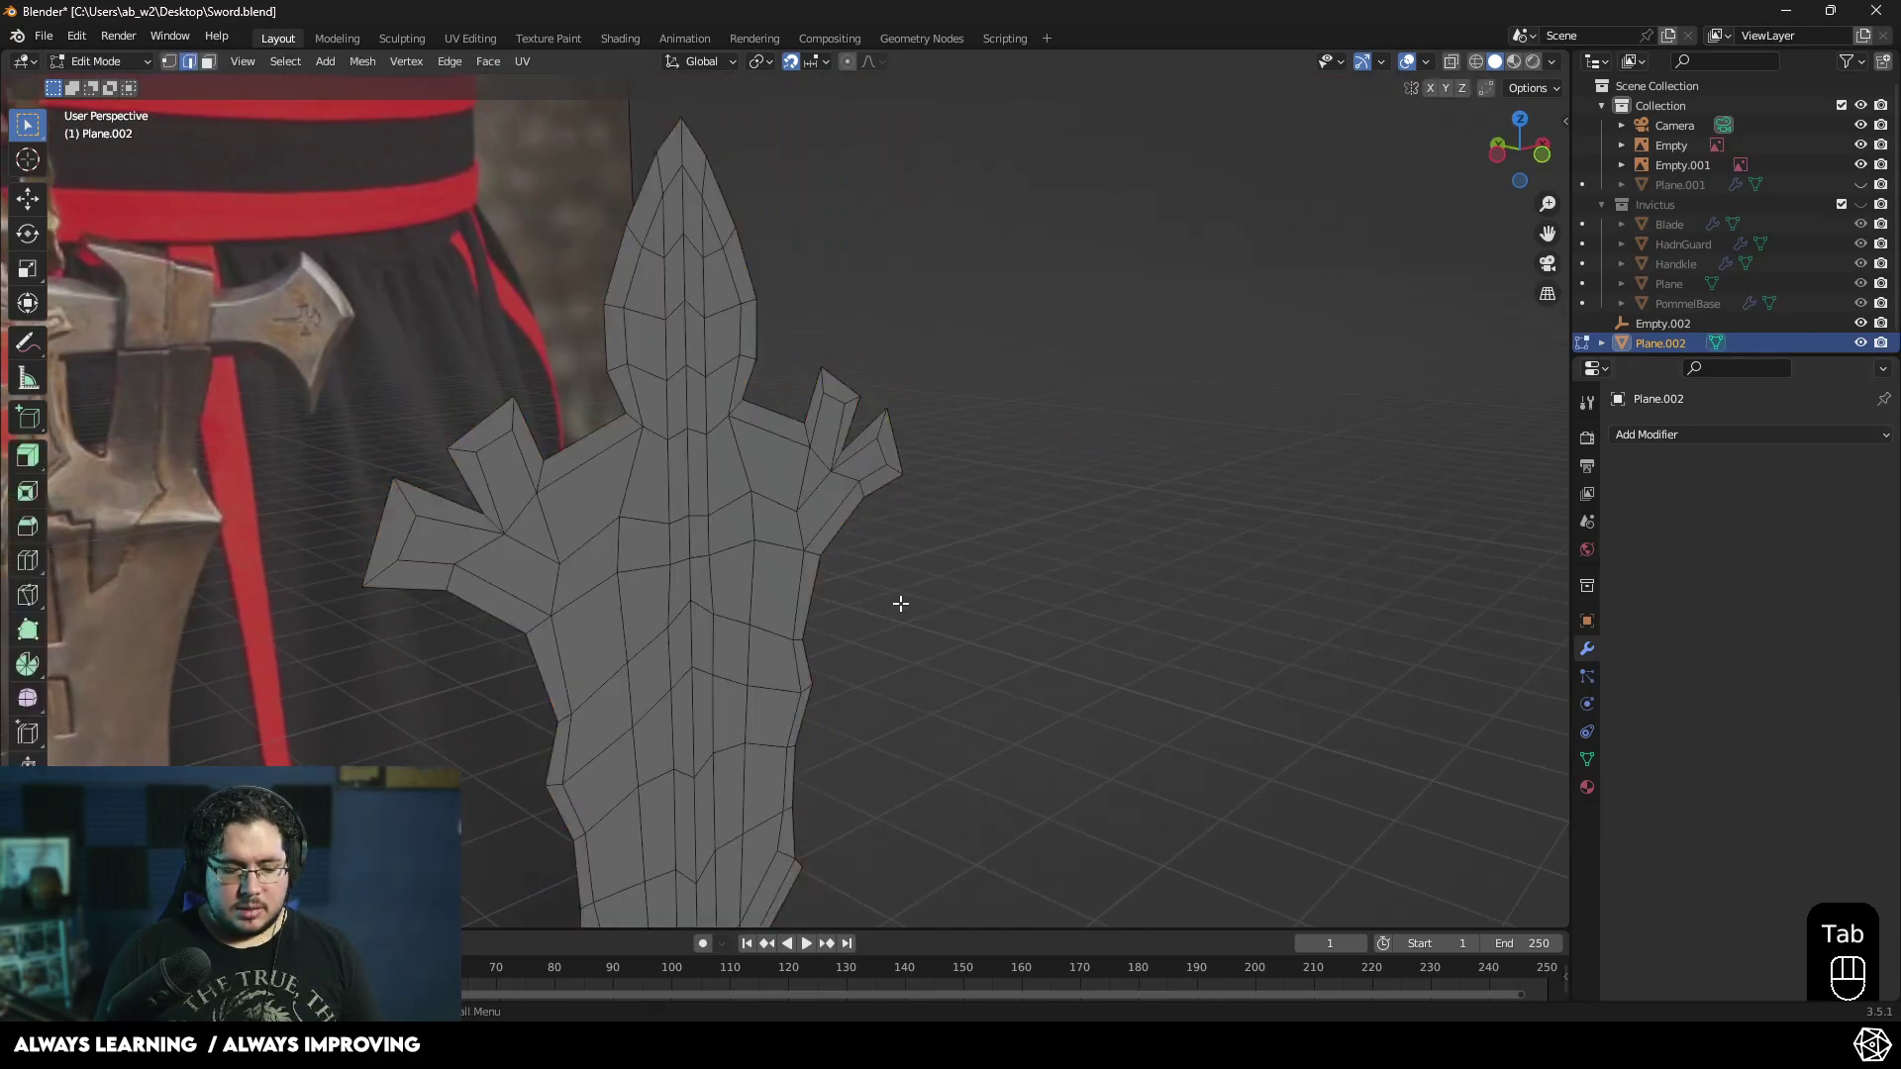
key(3)
key(a)
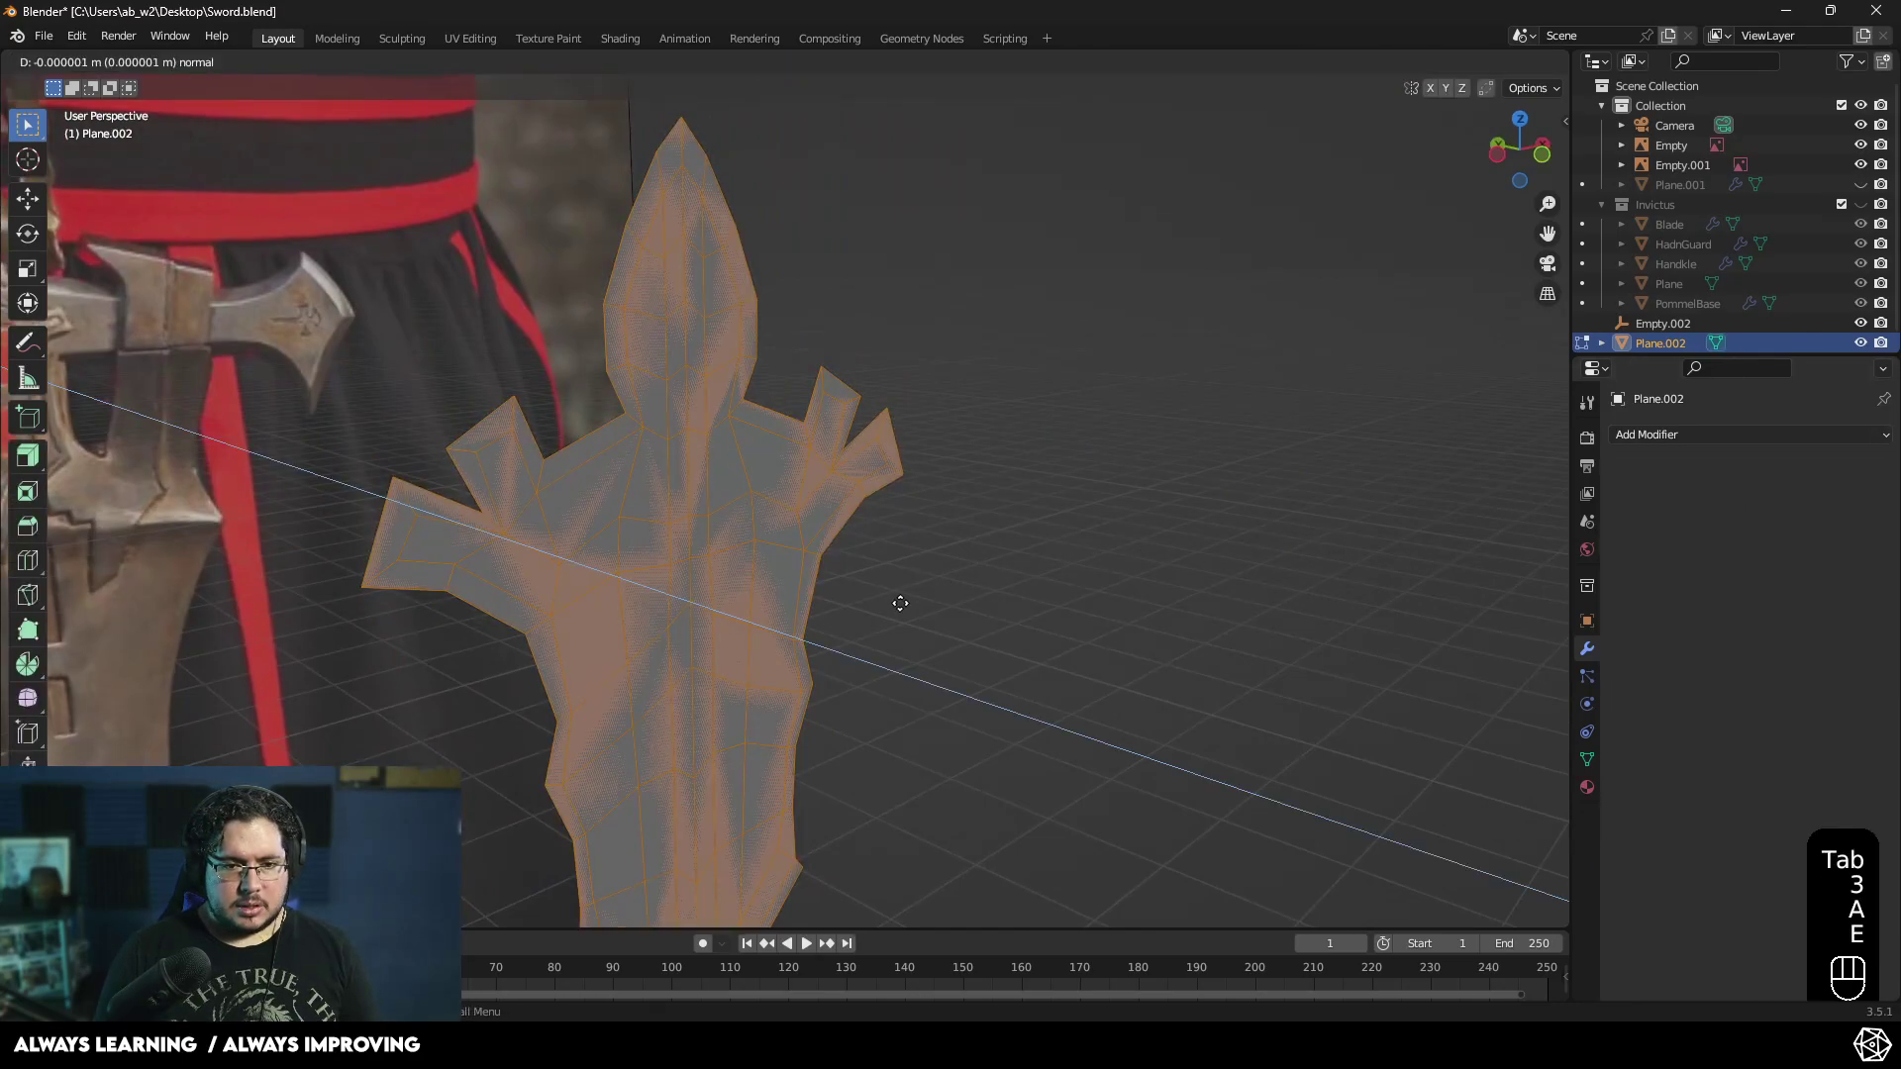
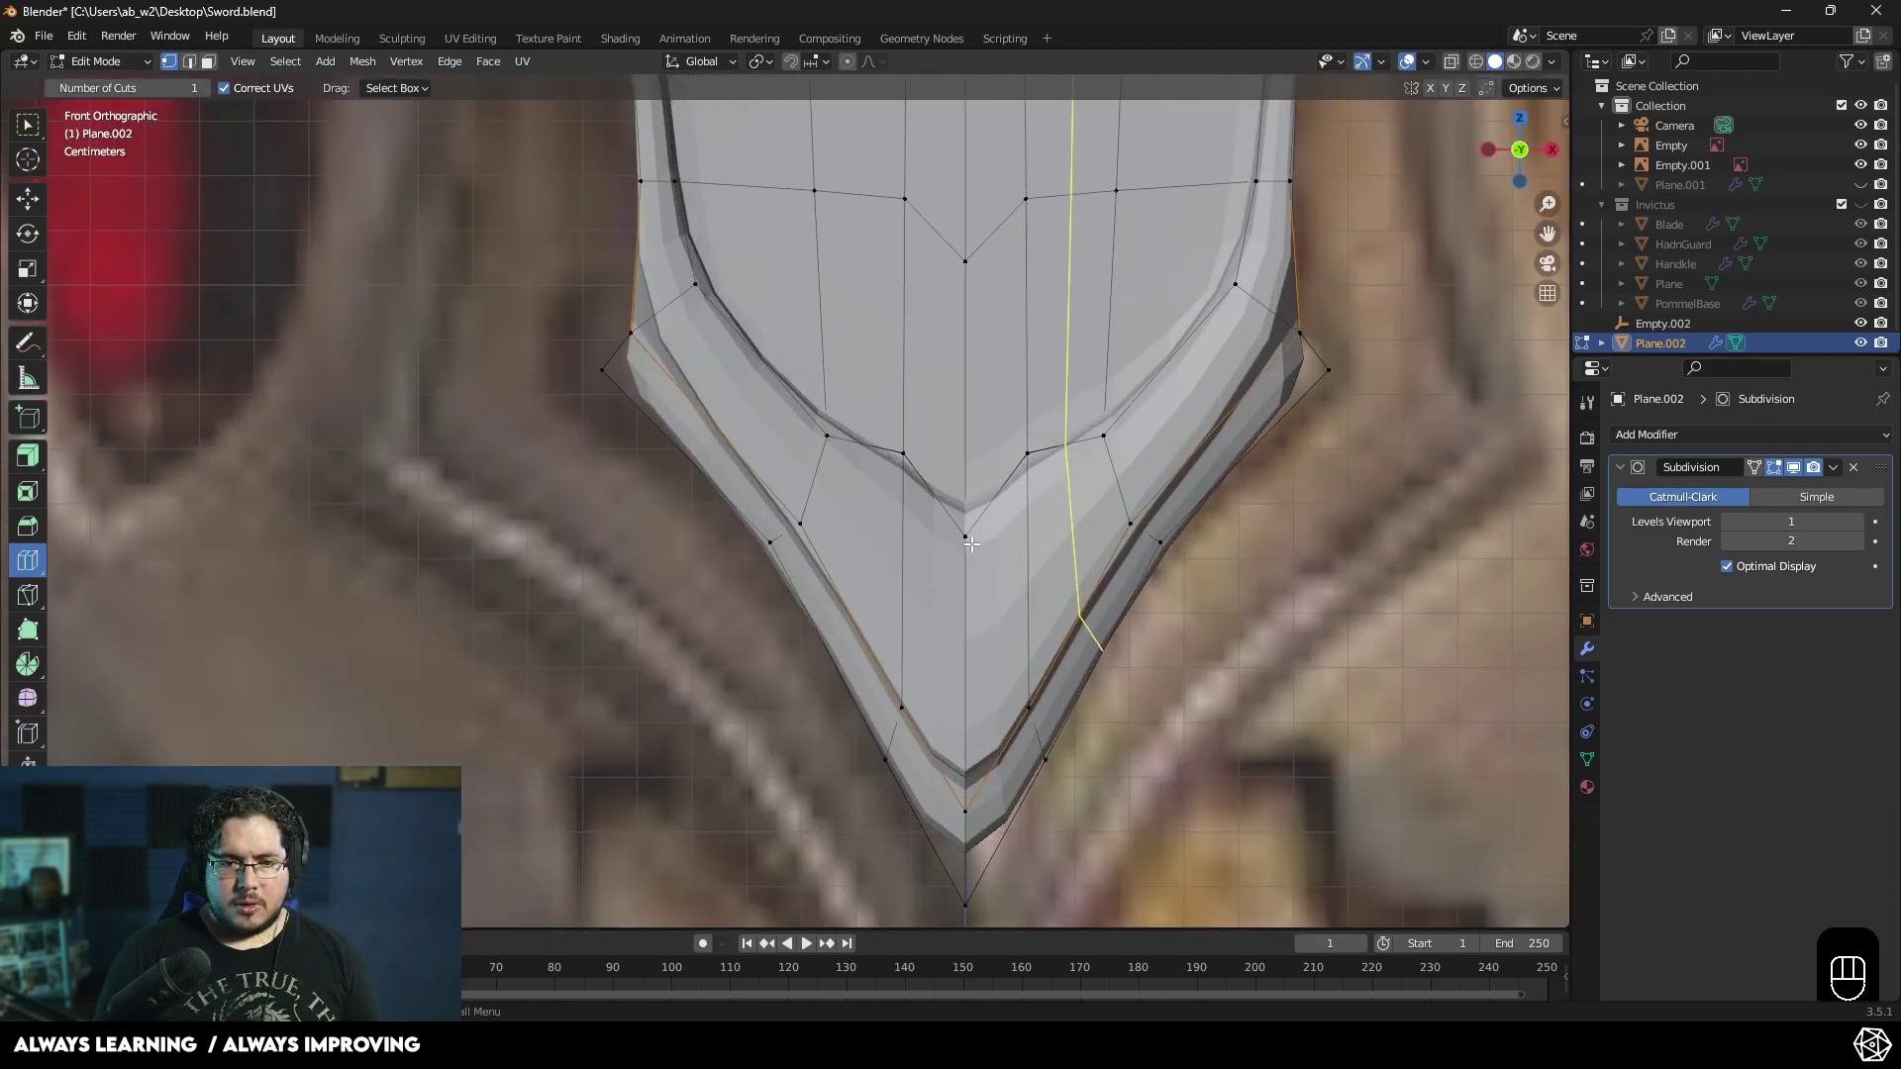
key(ctrl+z)
key(ctrl+z)
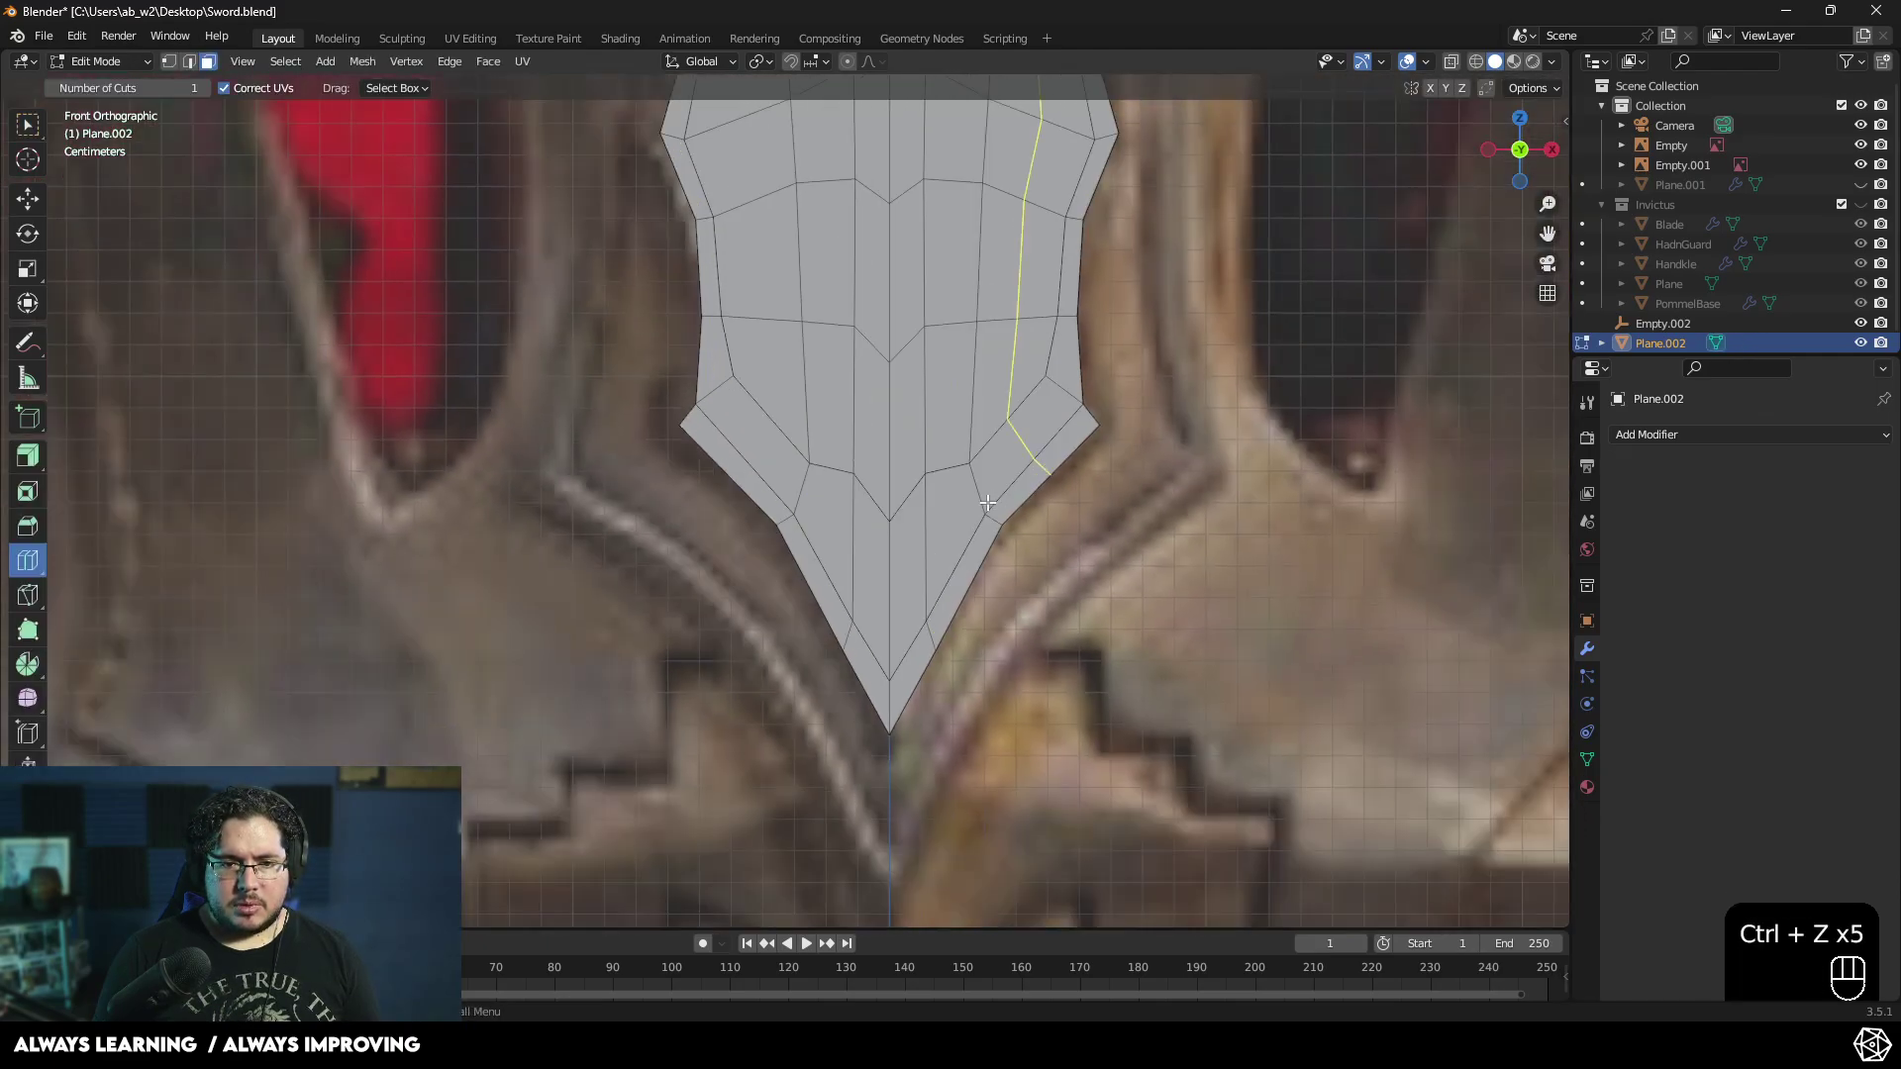
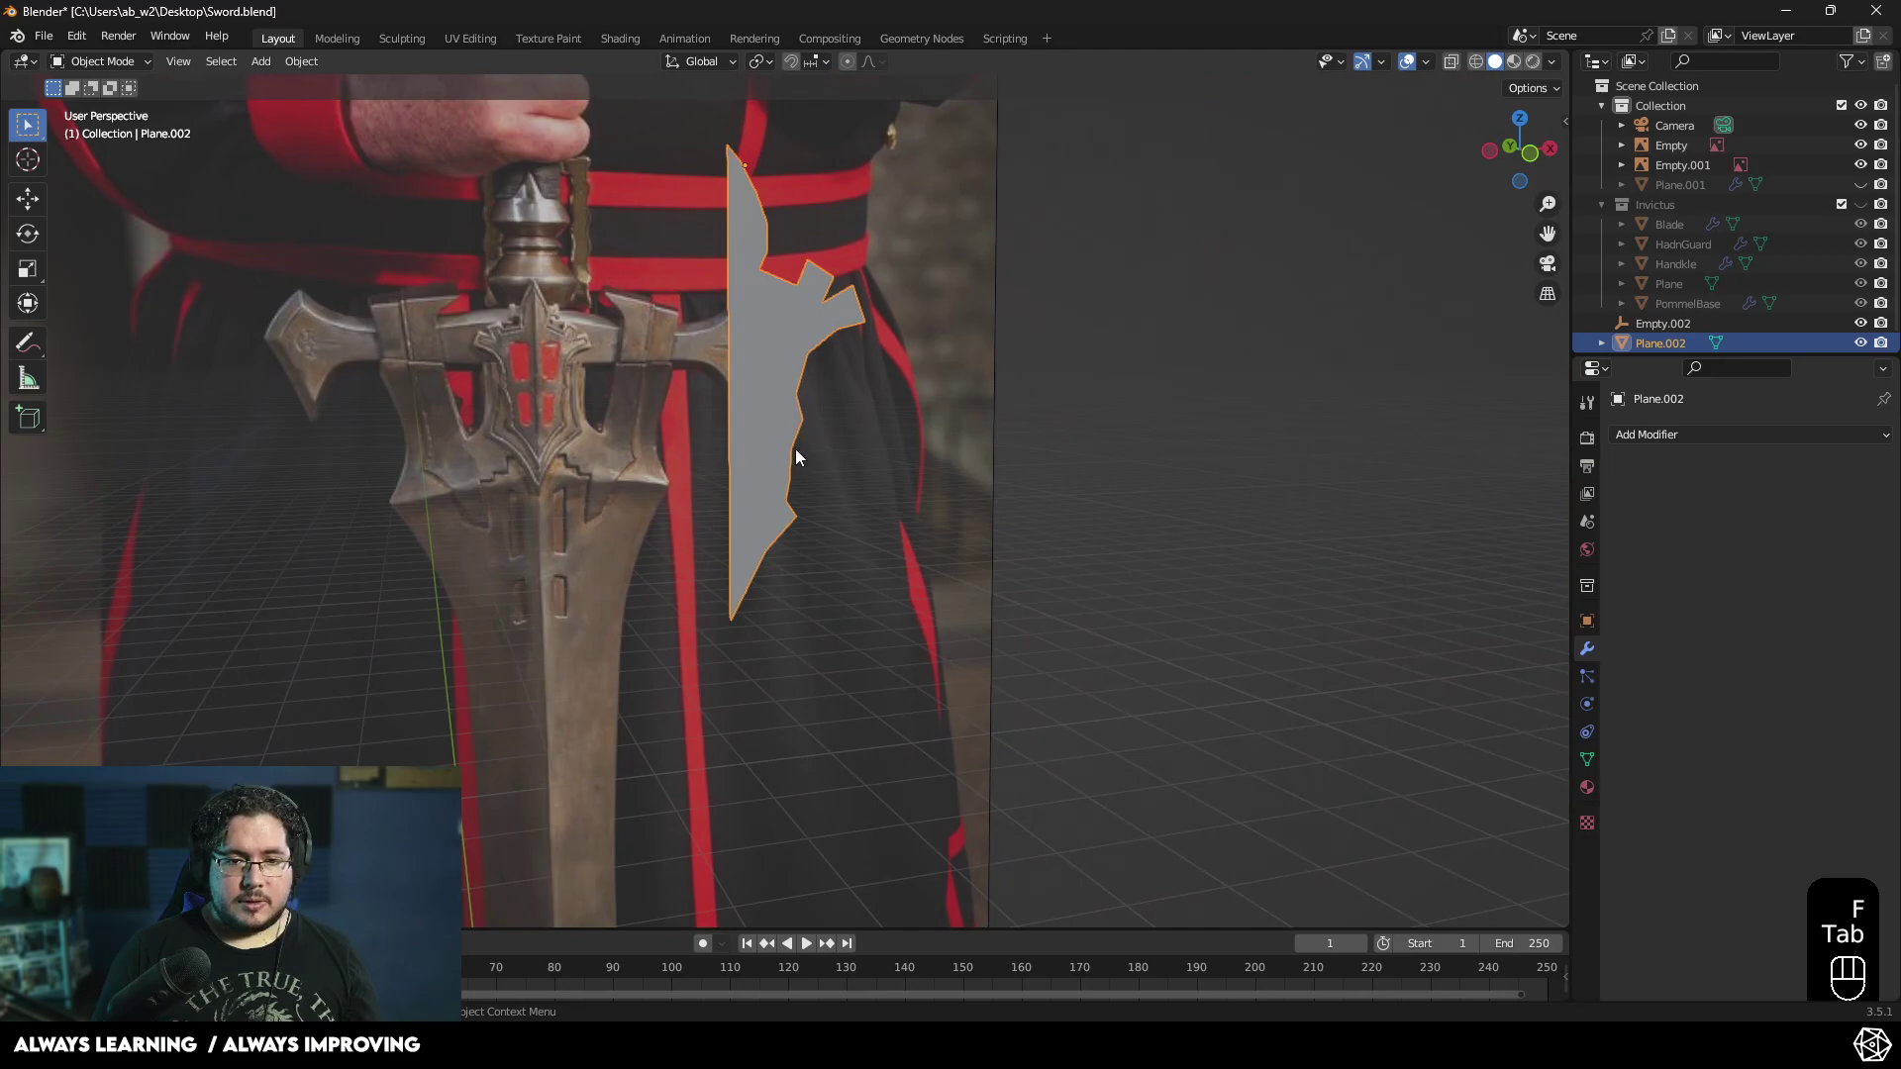
- Apply all transforms to Plane.002, then extrude its faces along normals to give it thickness
key(ctrl+a)
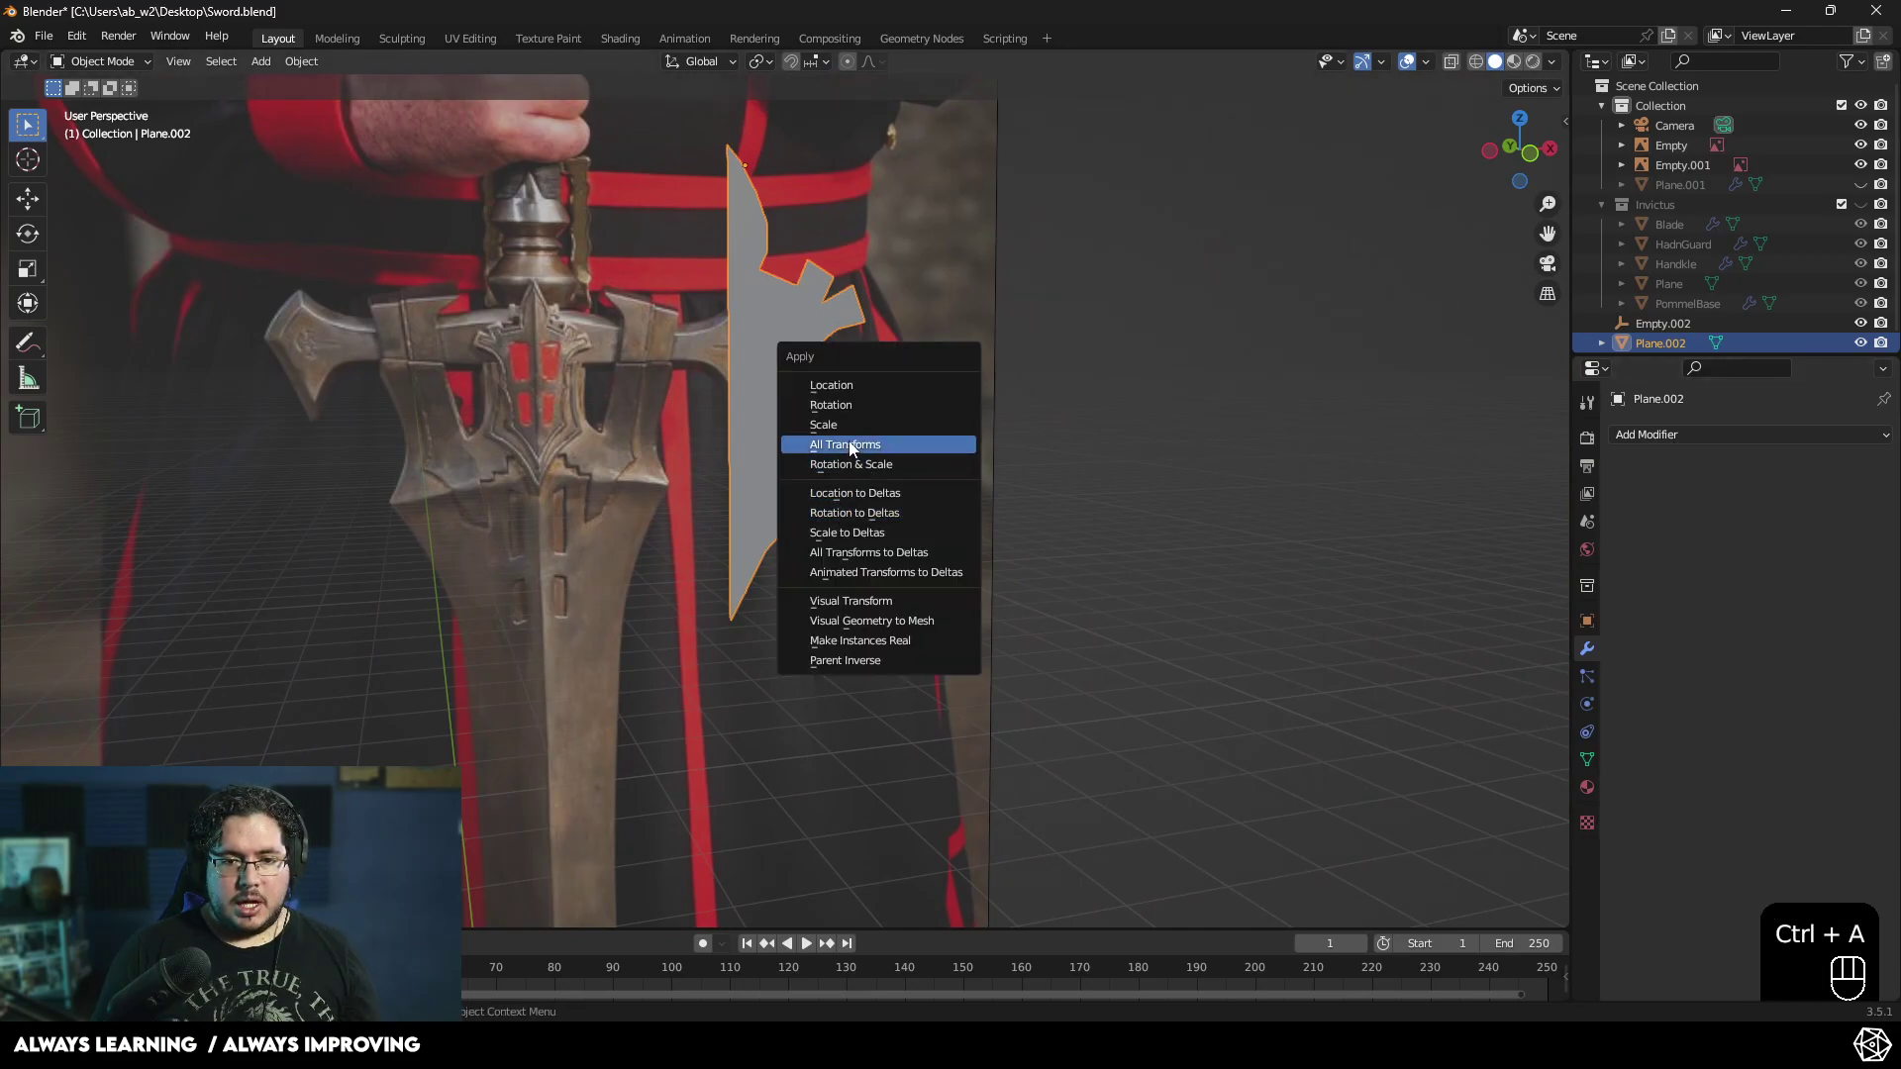
drag(1742, 430, 1515, 668)
drag(1842, 474, 1129, 533)
middle_click(893, 645)
click(849, 529)
key(Tab)
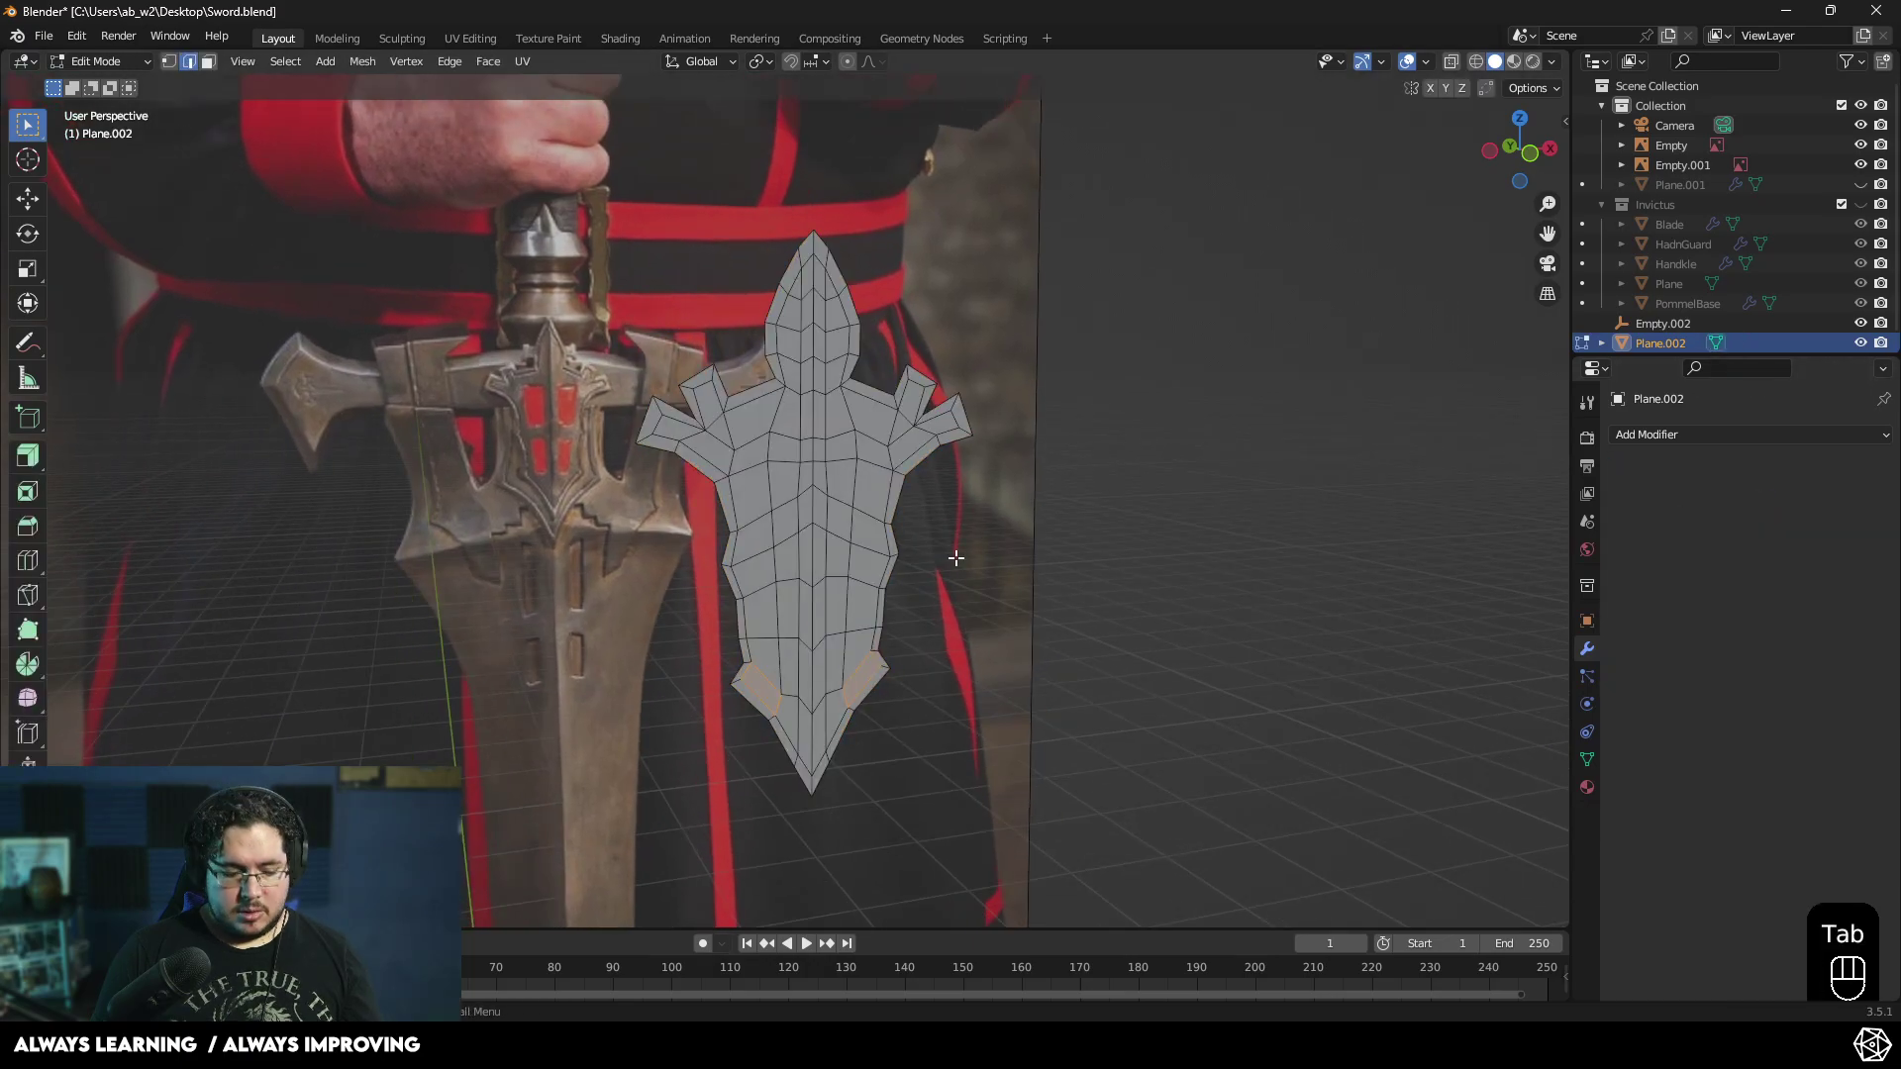
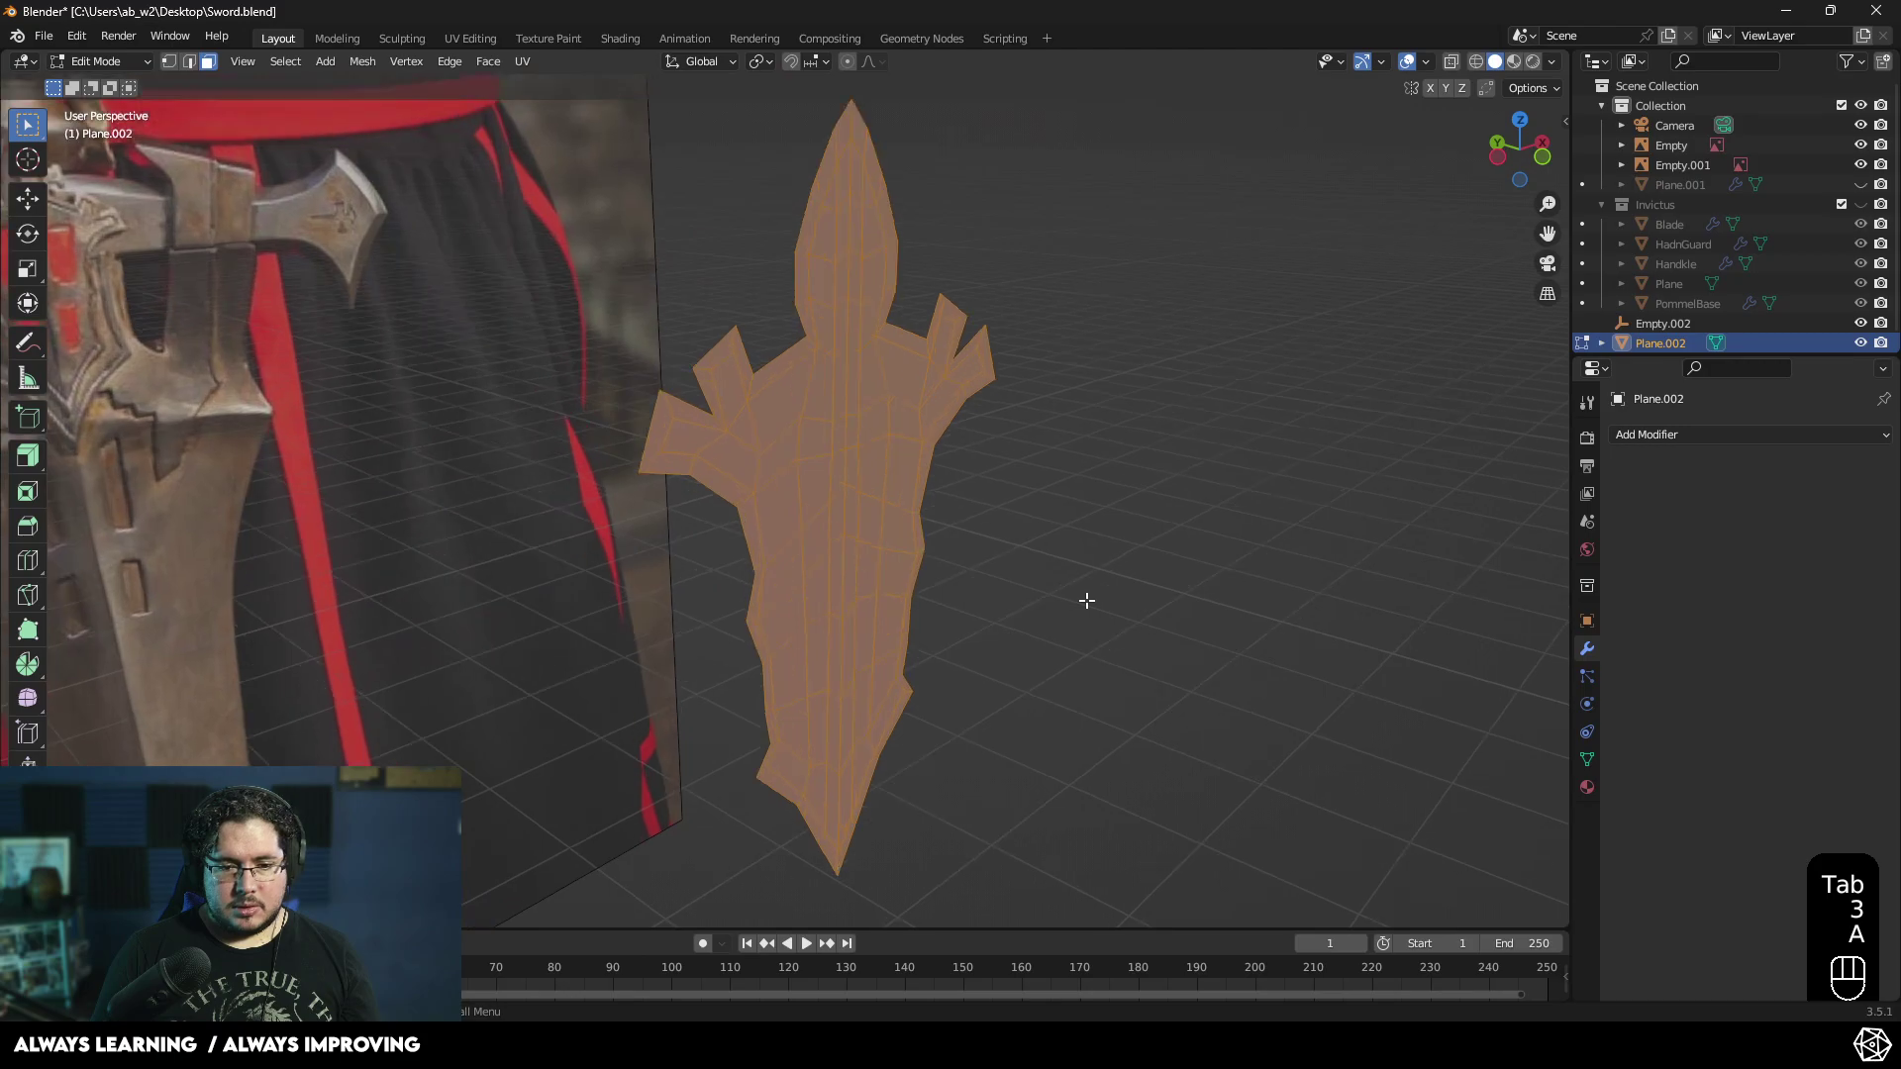
key(e)
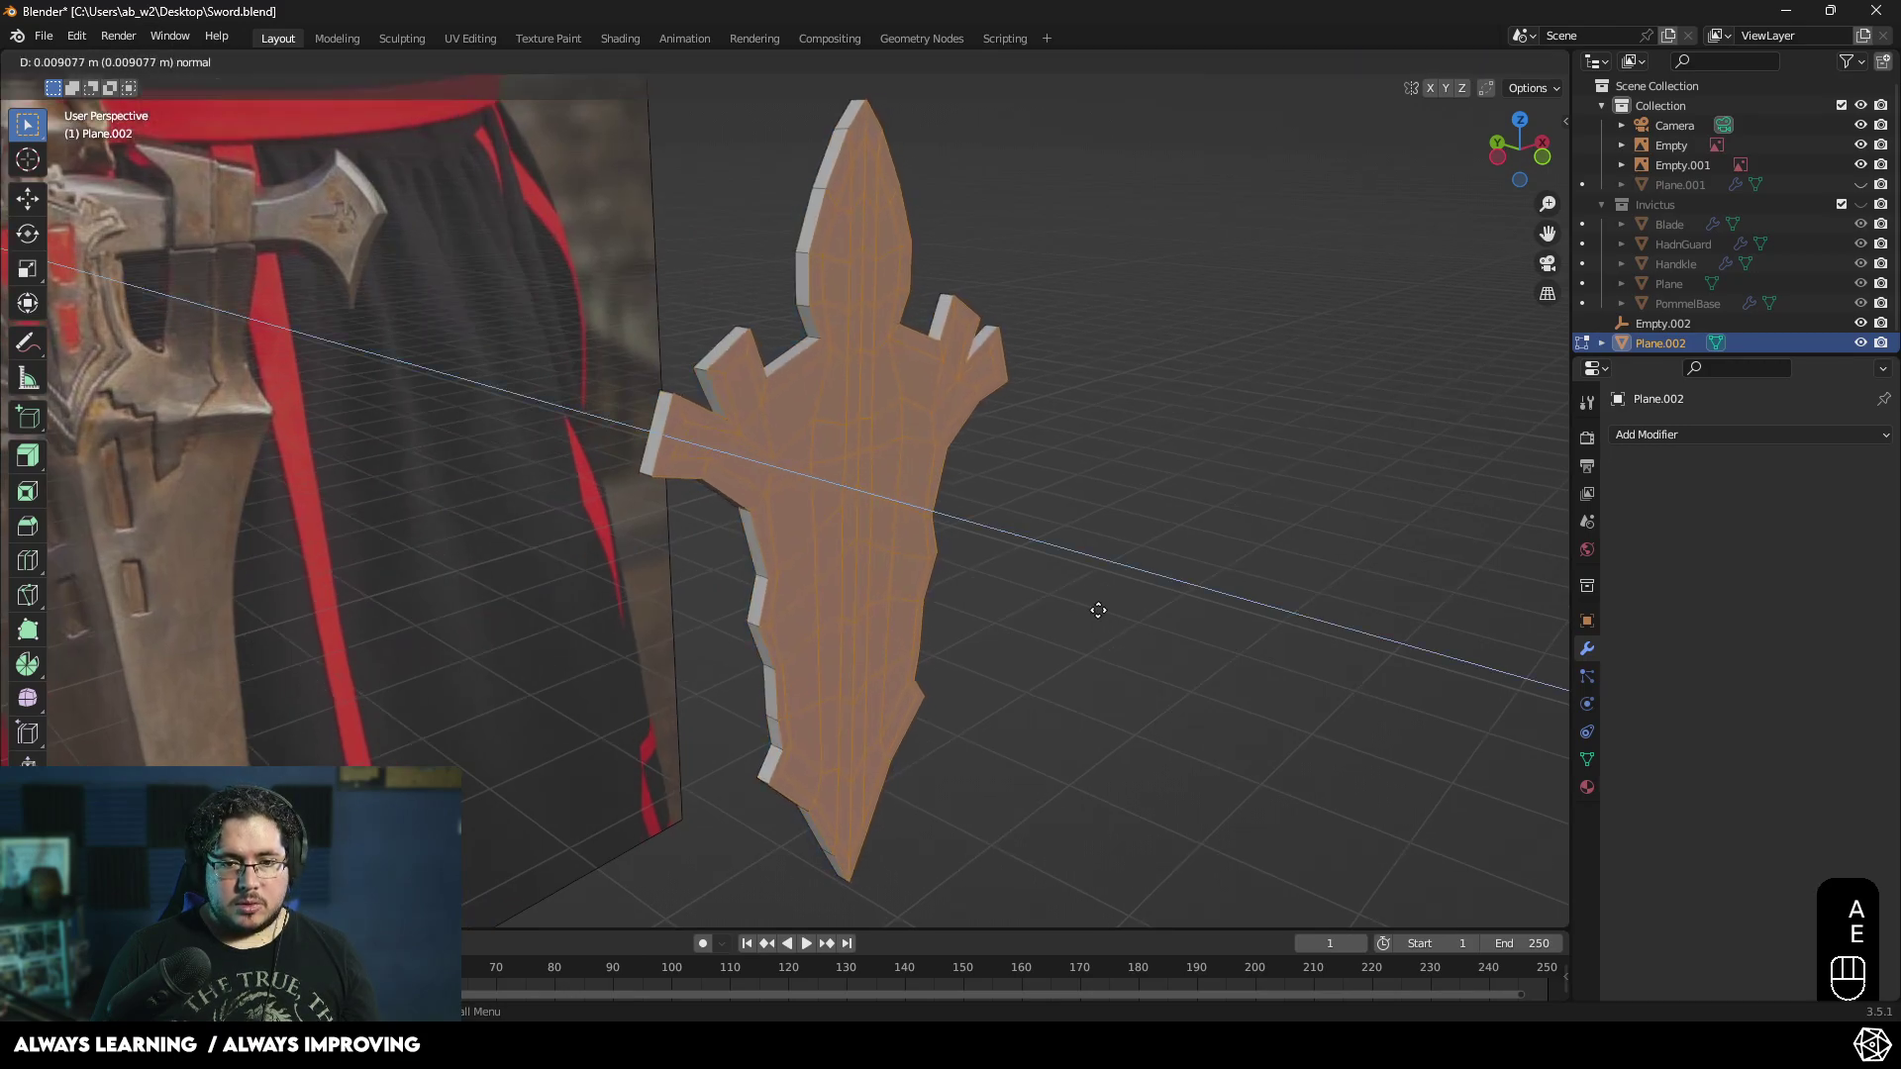
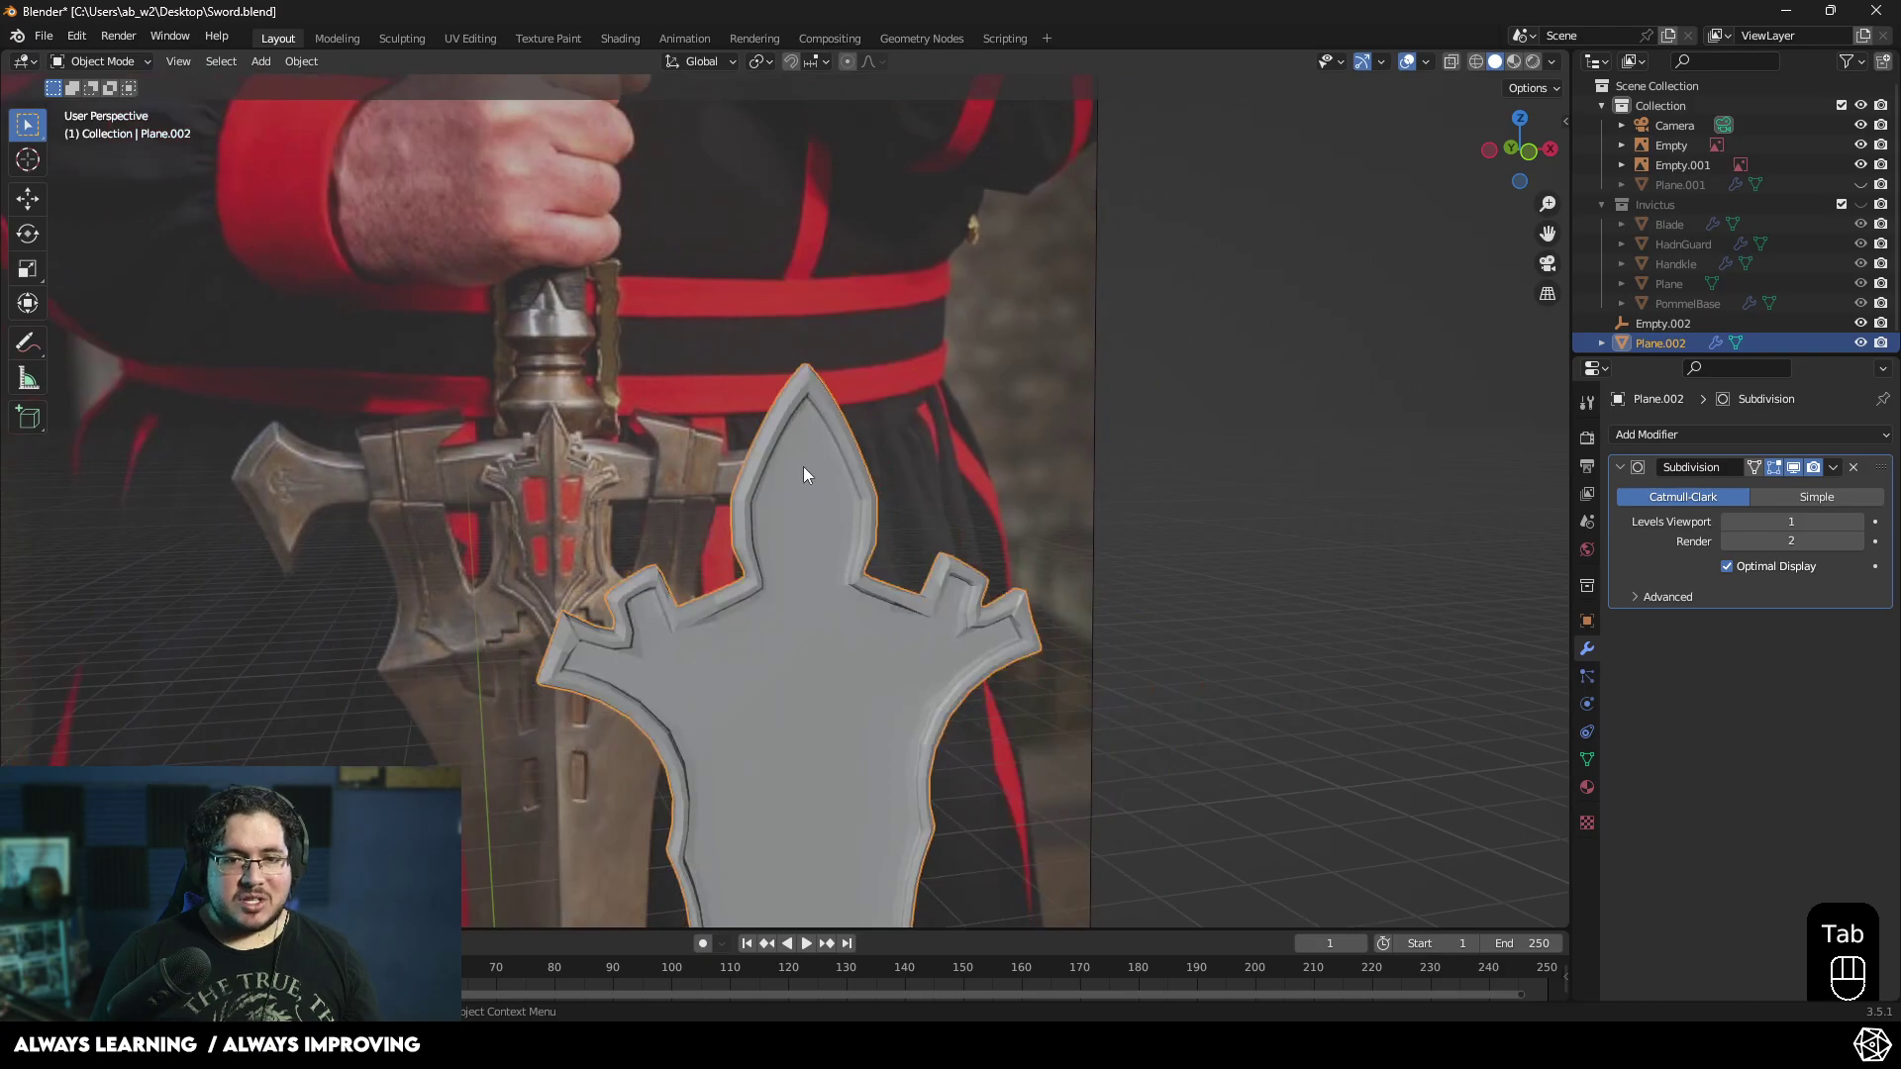
- Undo the last two edits while orbiting to inspect the thick guard's raised rim
middle_click(847, 447)
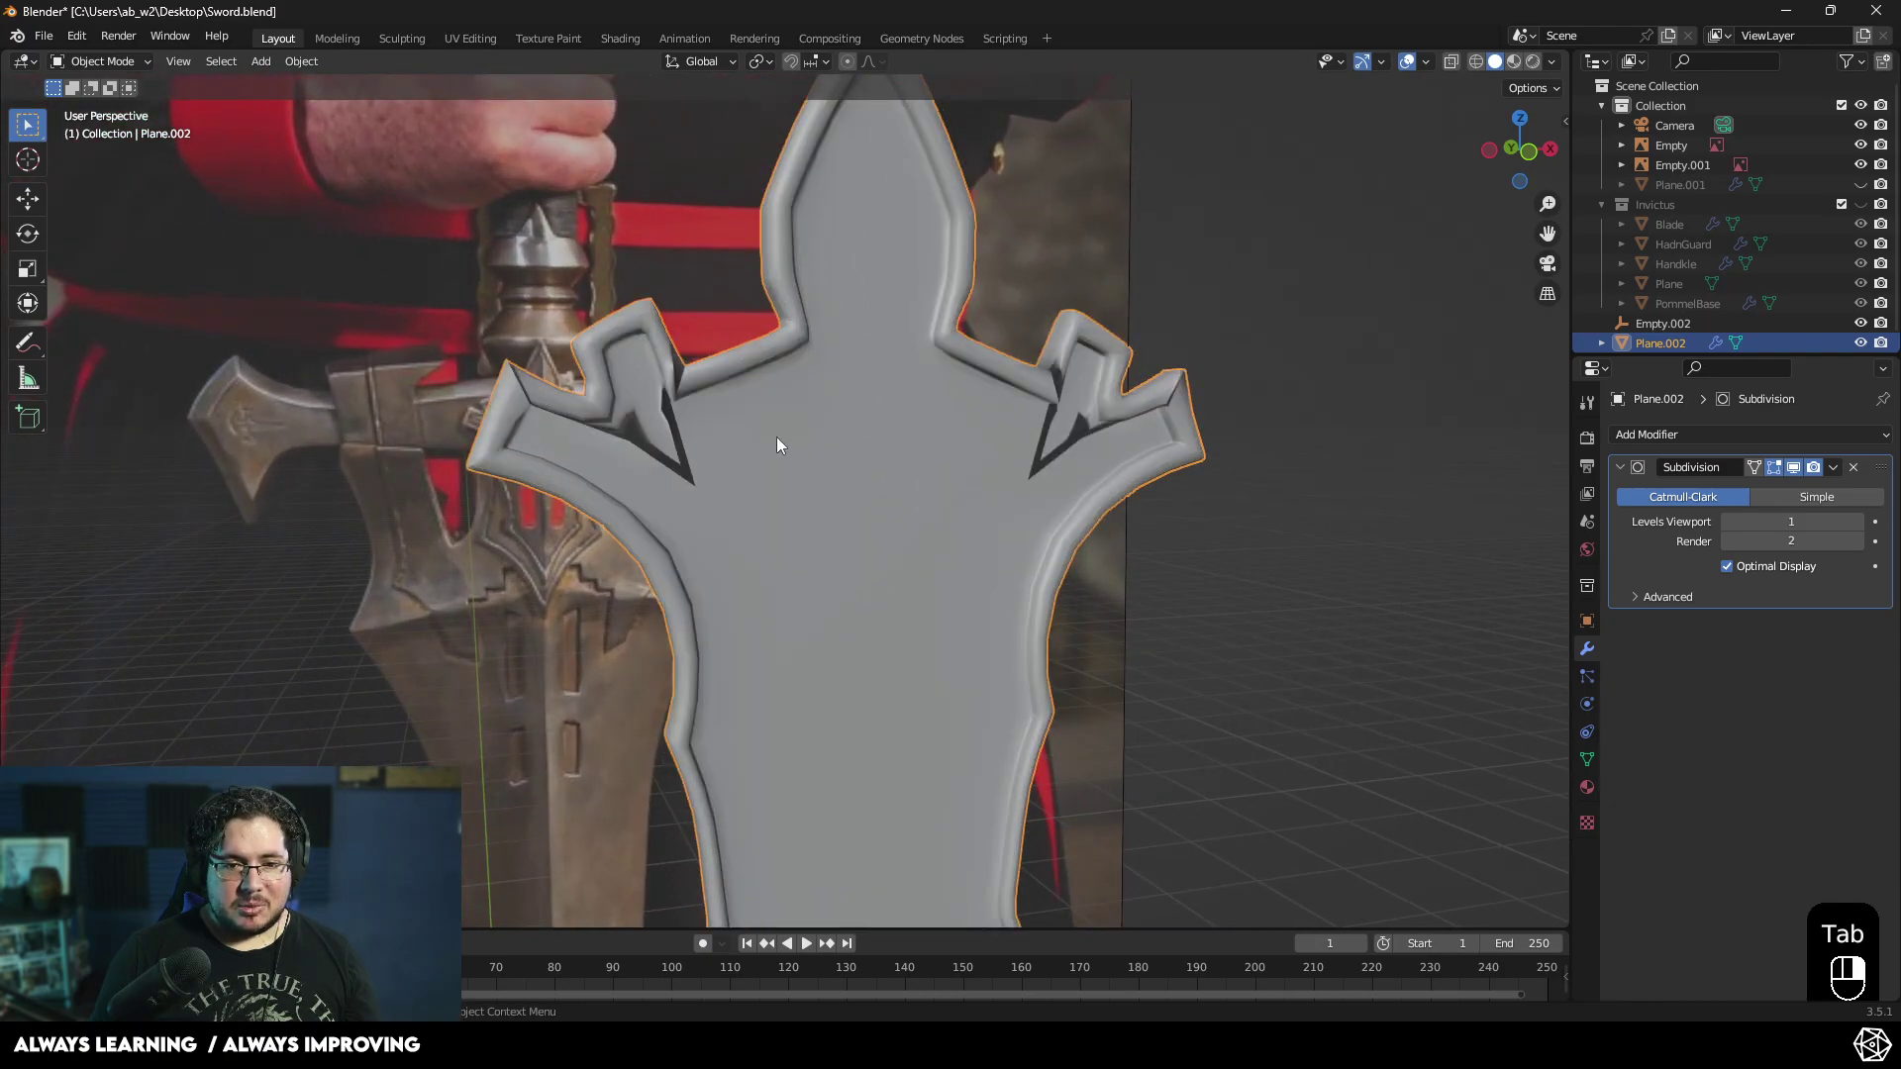
drag(811, 446, 747, 441)
key(ctrl+z)
drag(700, 447, 757, 434)
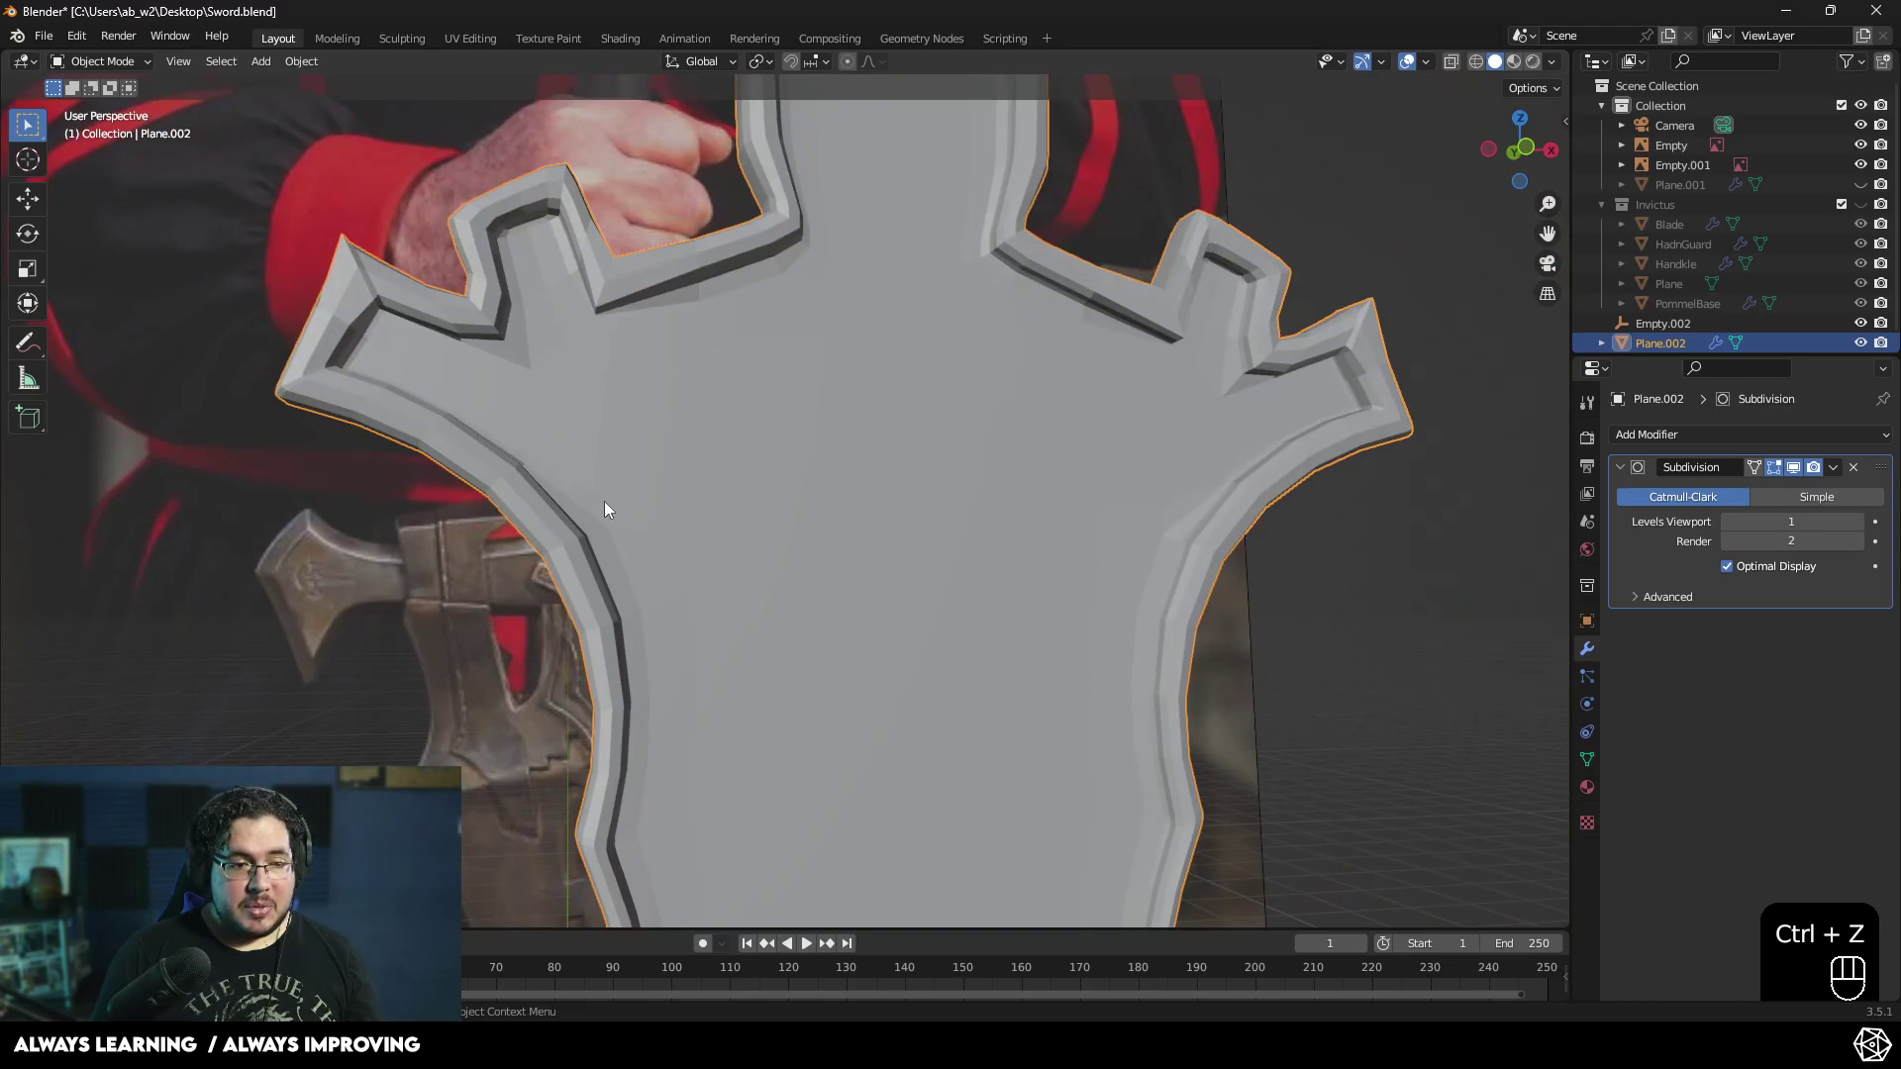
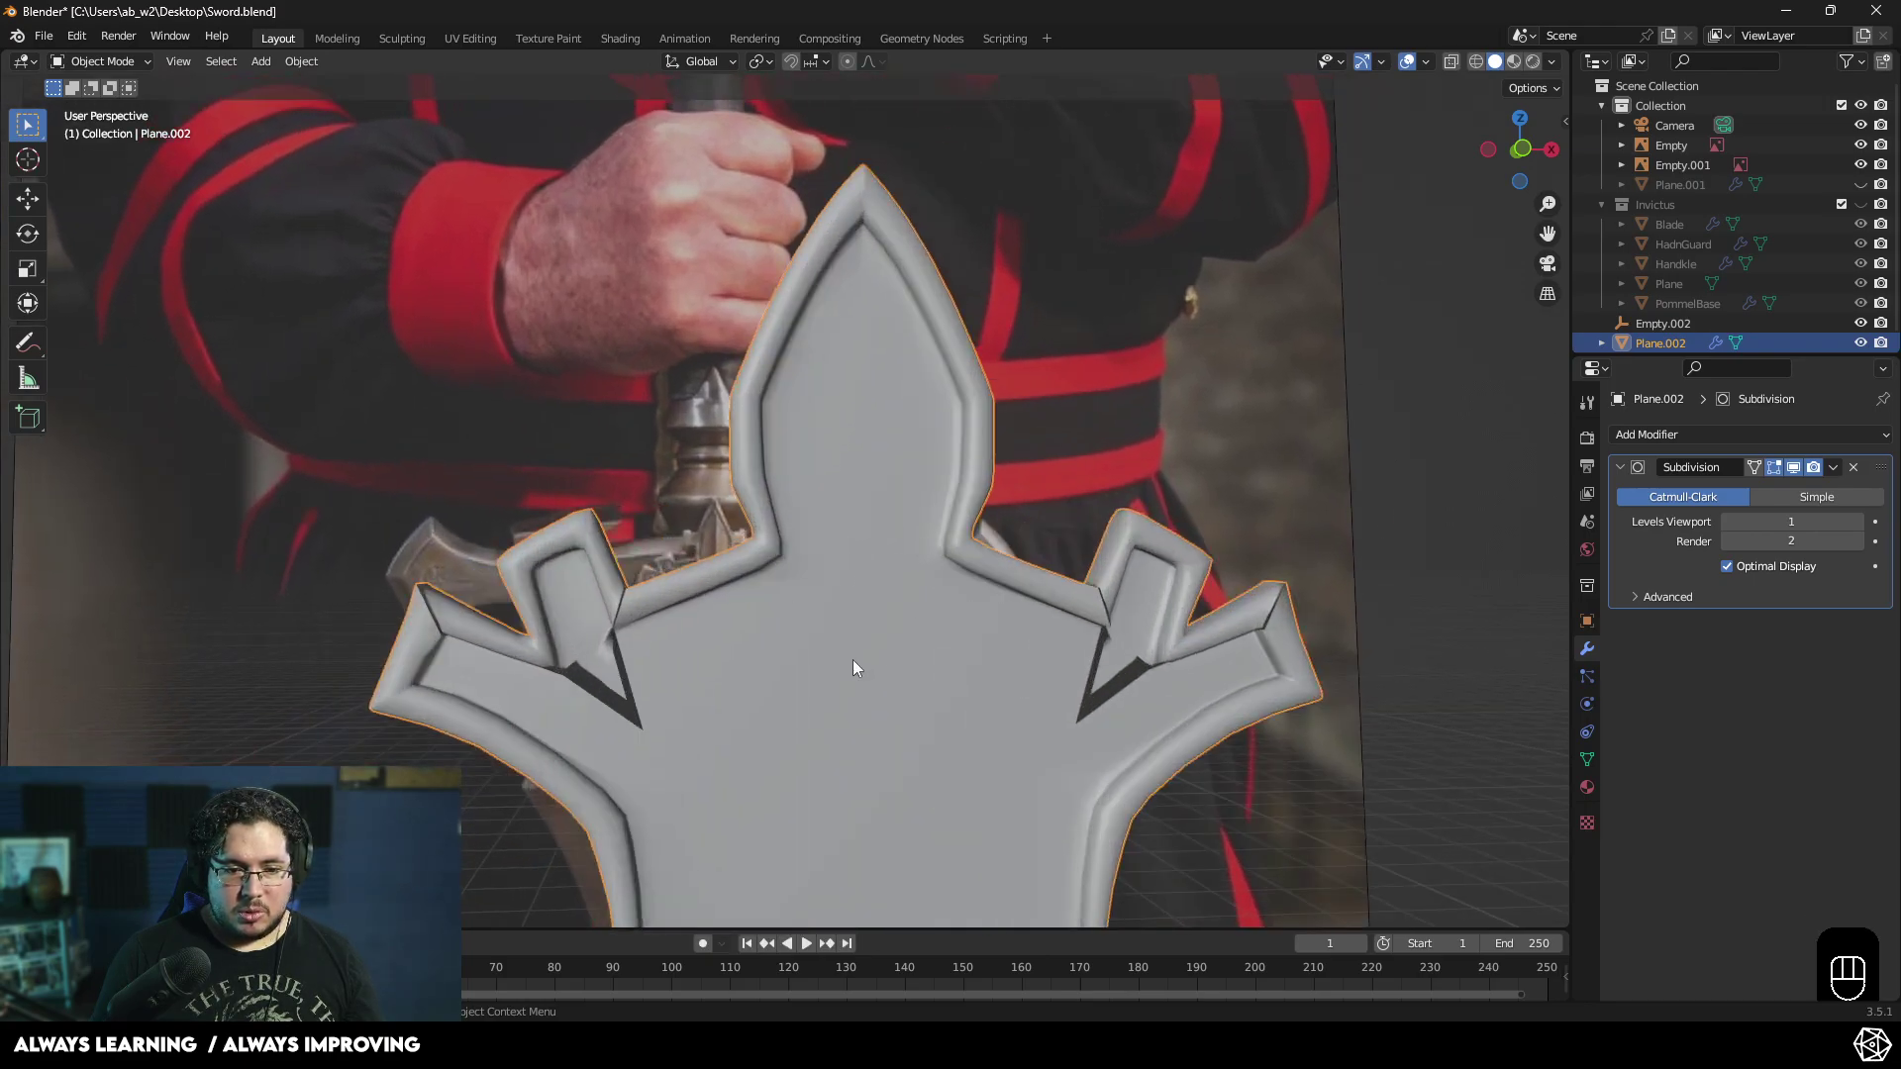
drag(892, 648, 988, 603)
key(ctrl+z)
drag(842, 656, 815, 660)
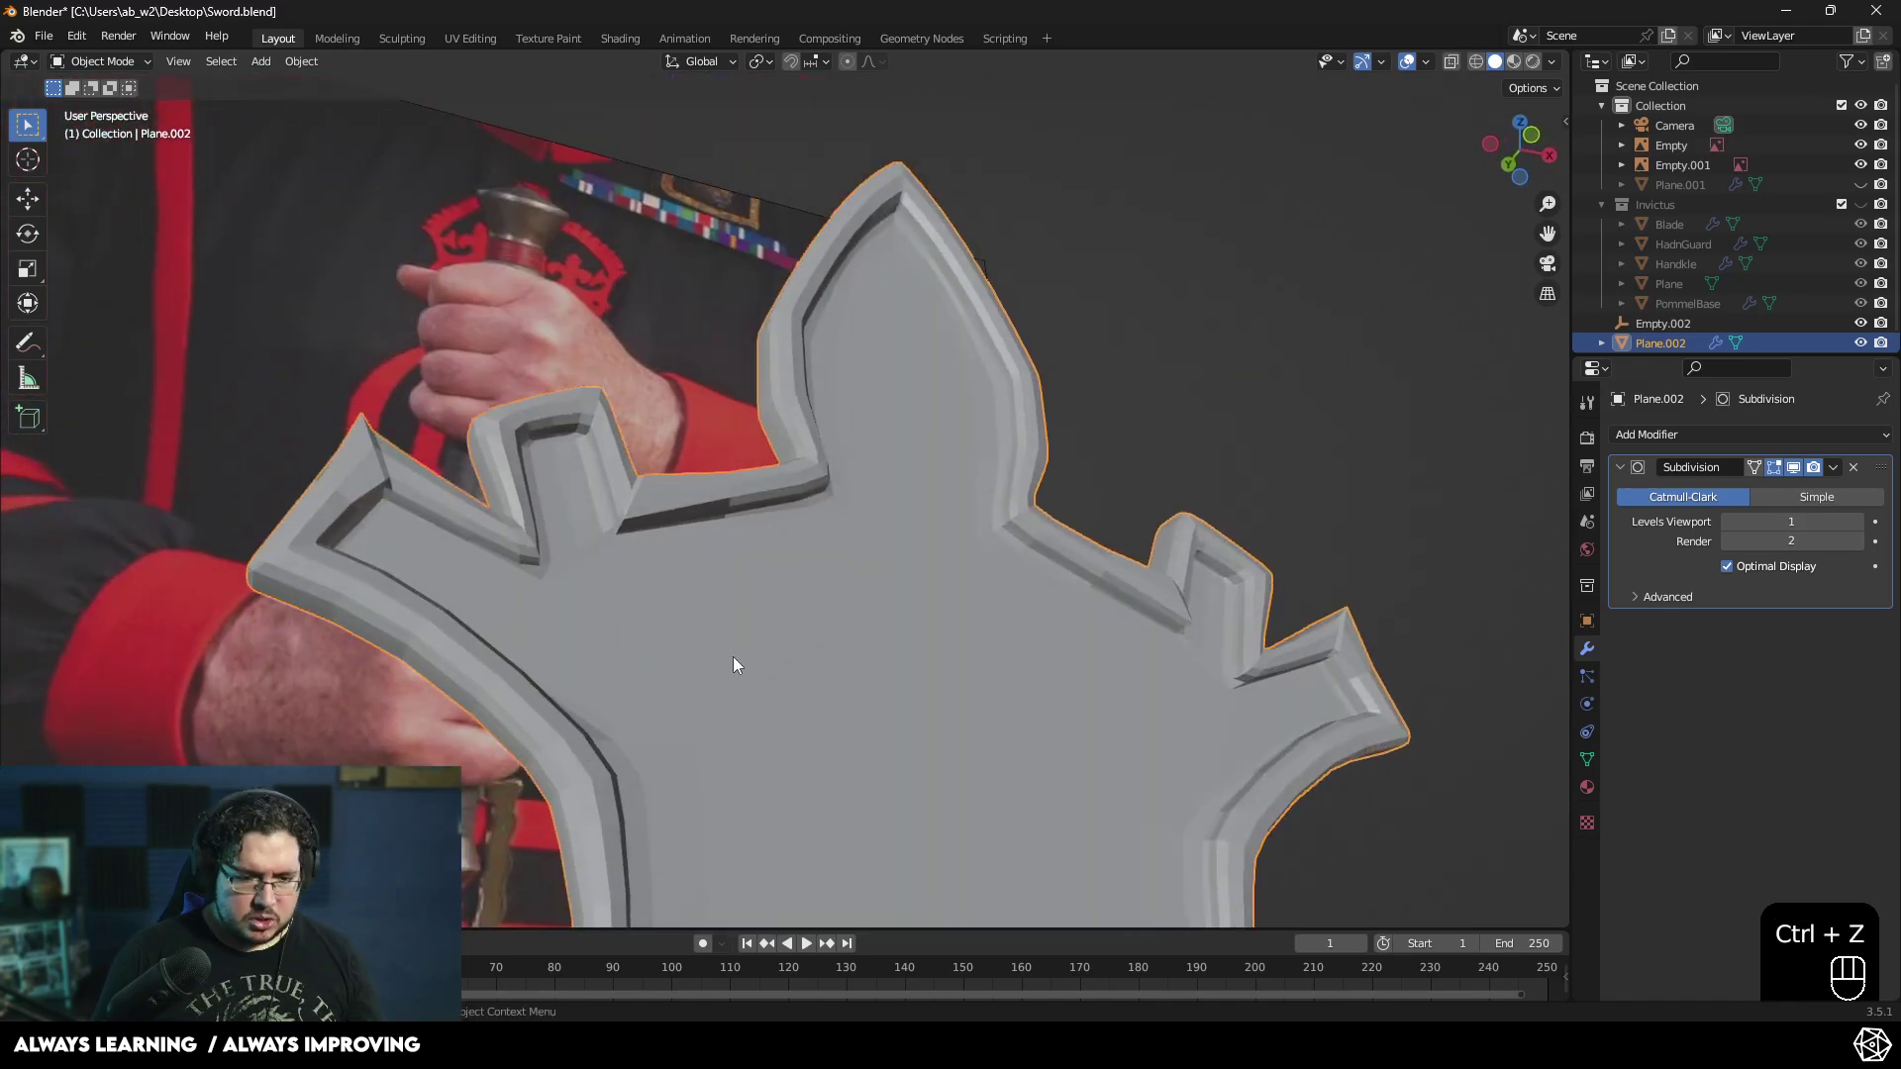
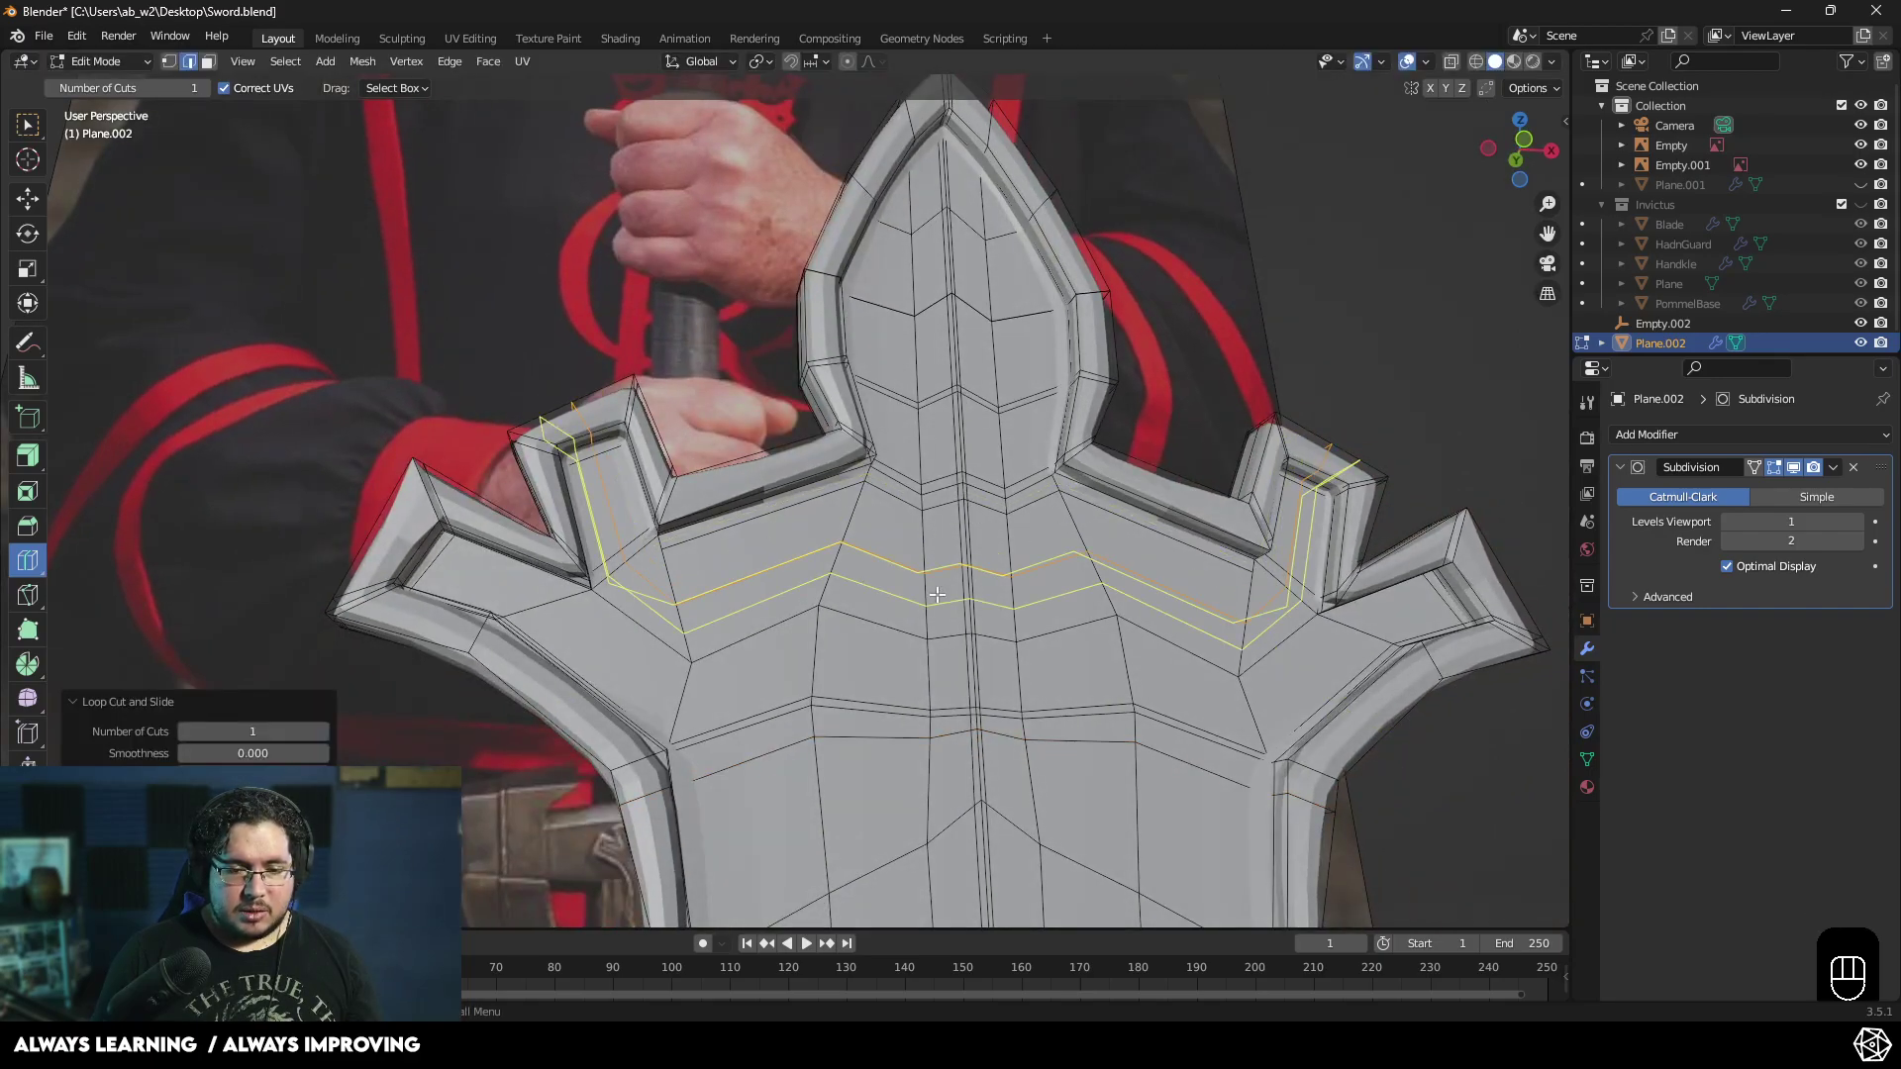
- Leave Edit Mode, reselect the guard and orbit to check its smoothed shape against the reference crossguard
key(Tab)
drag(971, 637, 1215, 629)
click(863, 599)
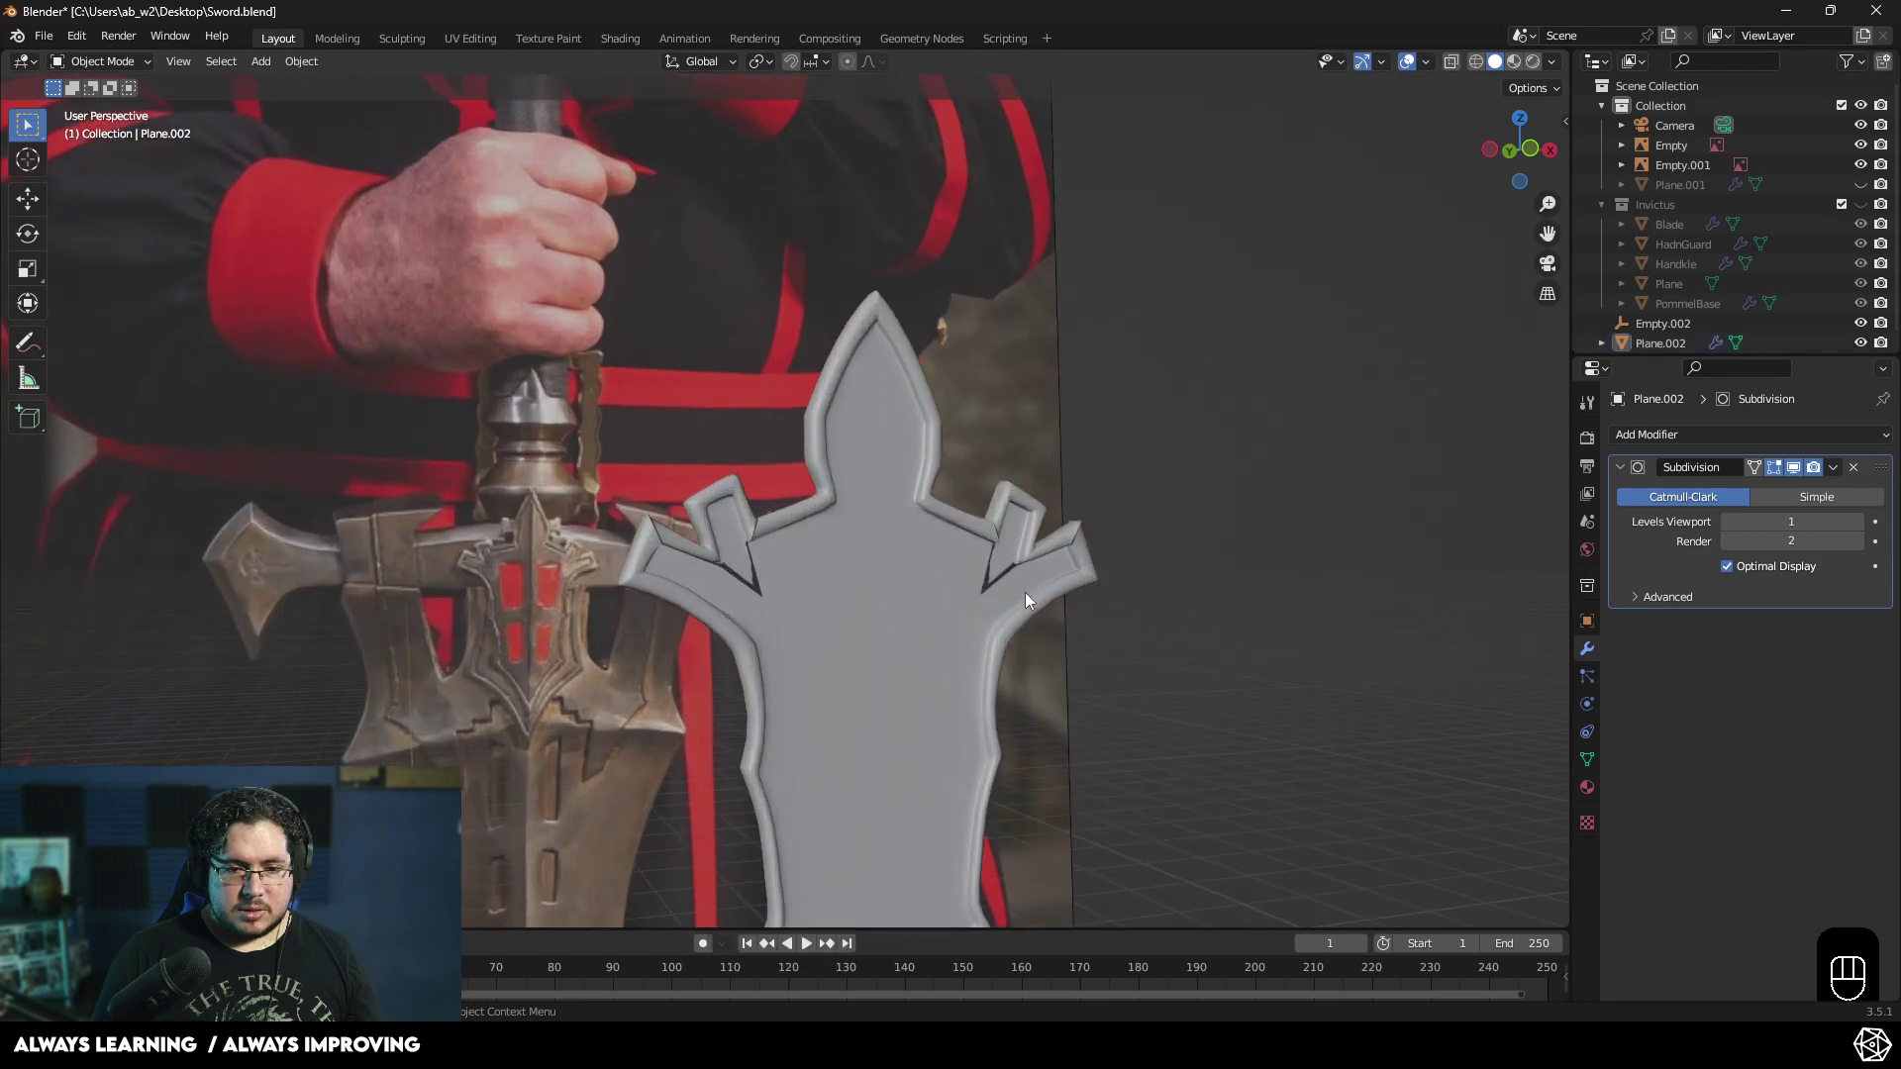
click(860, 640)
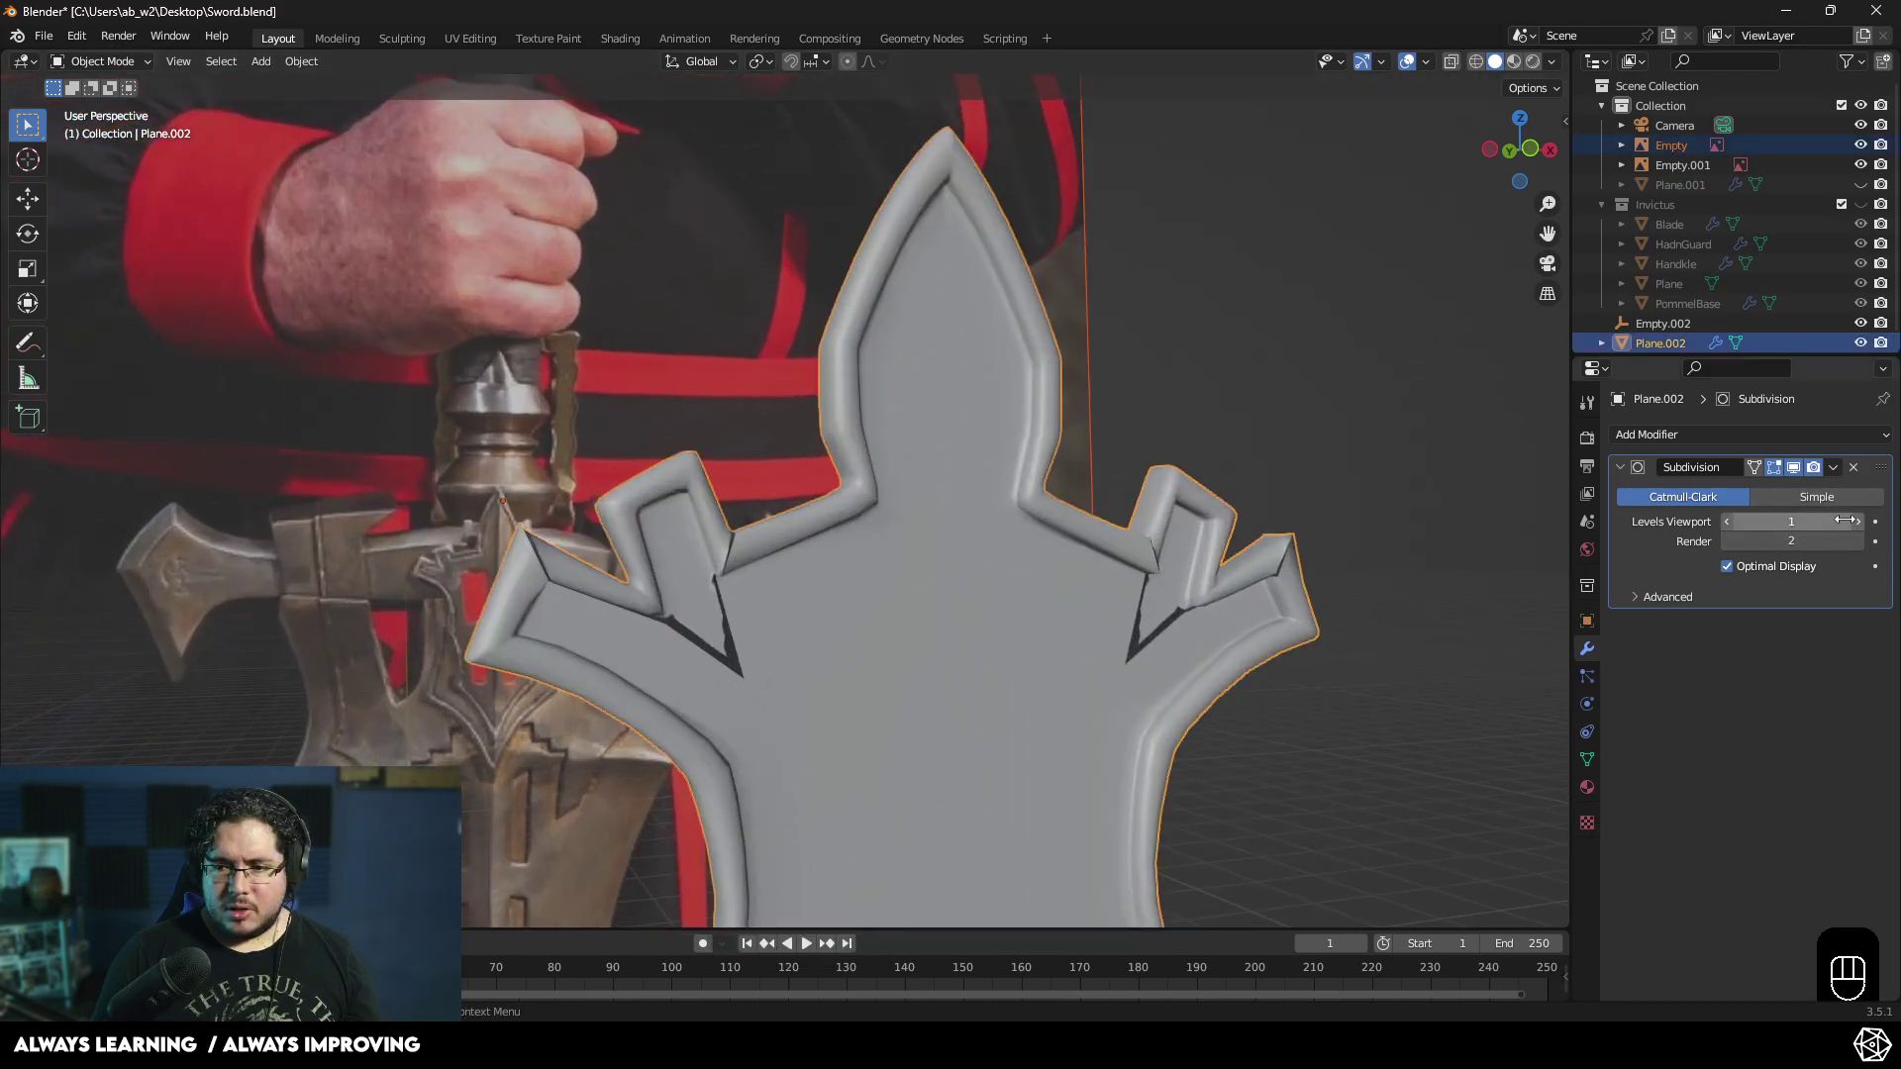
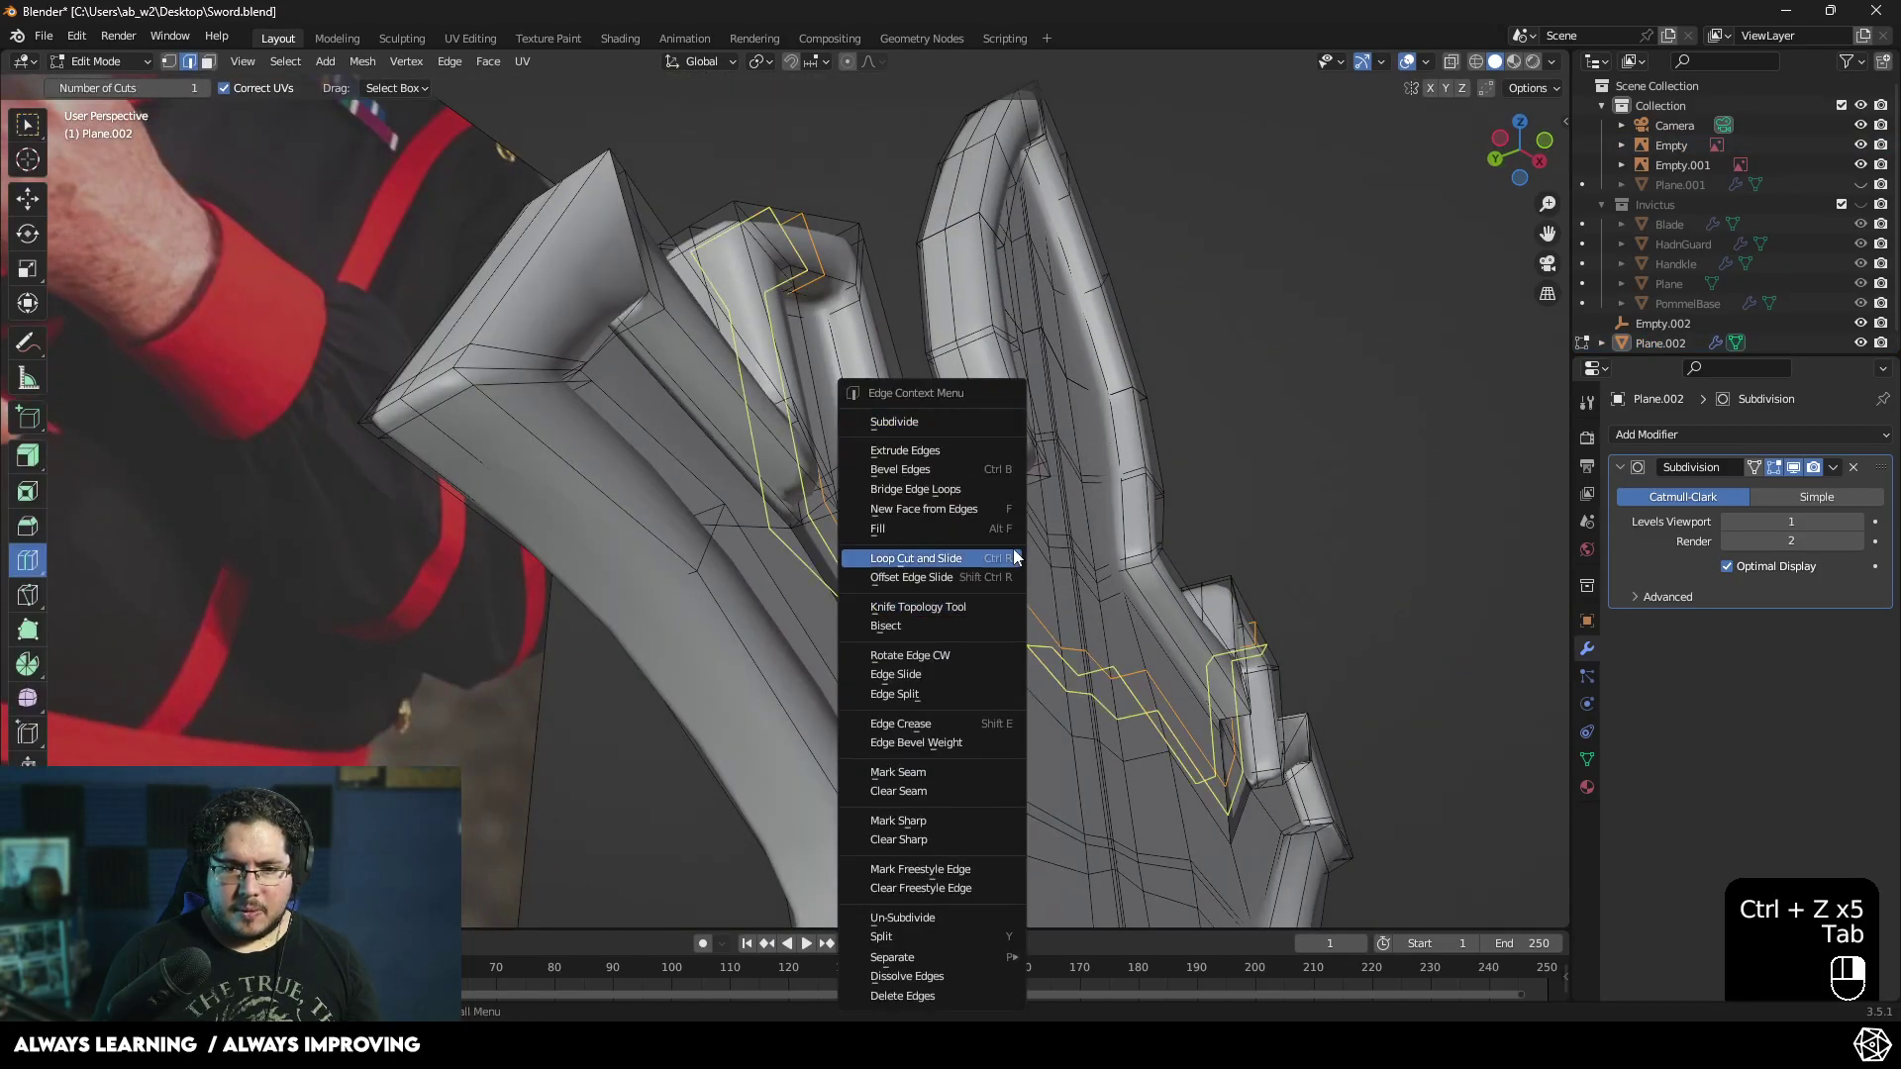
key(Tab)
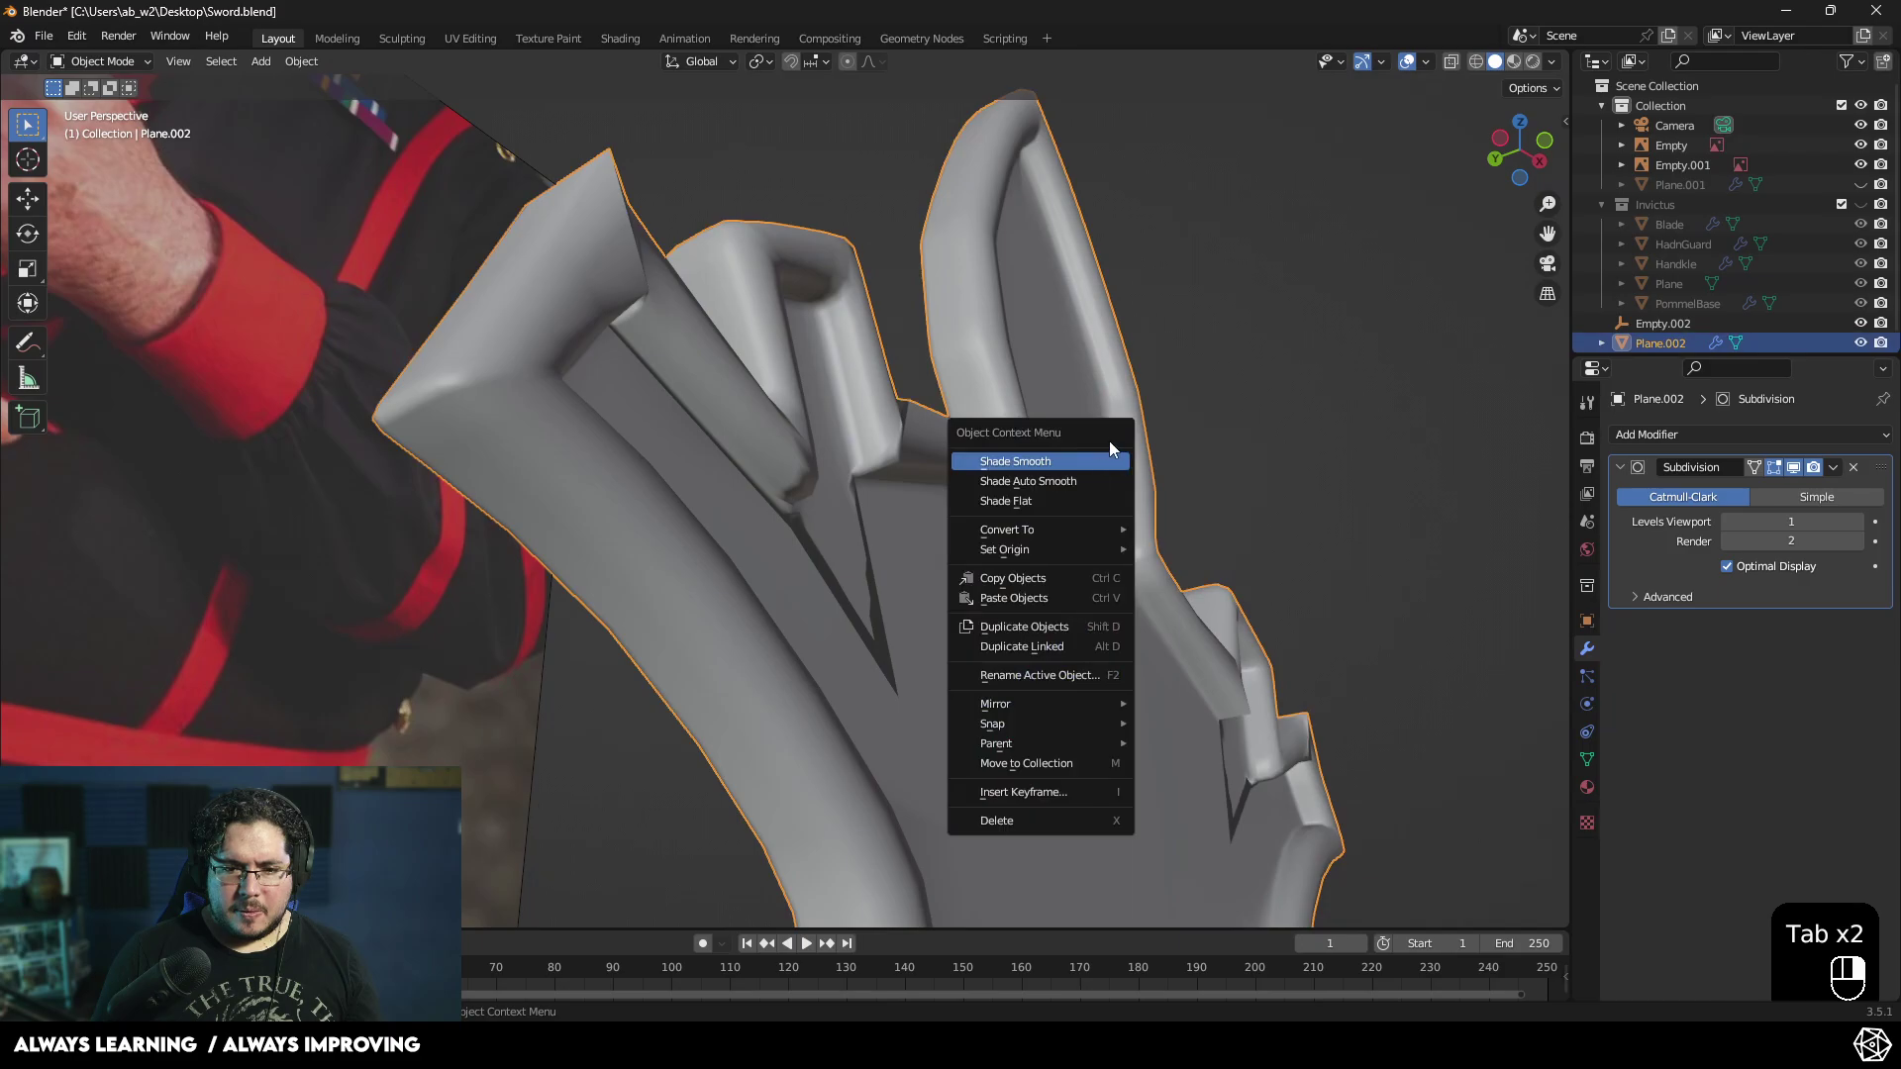
drag(1096, 480, 1137, 517)
middle_click(1137, 518)
drag(999, 614, 948, 628)
drag(846, 645, 929, 630)
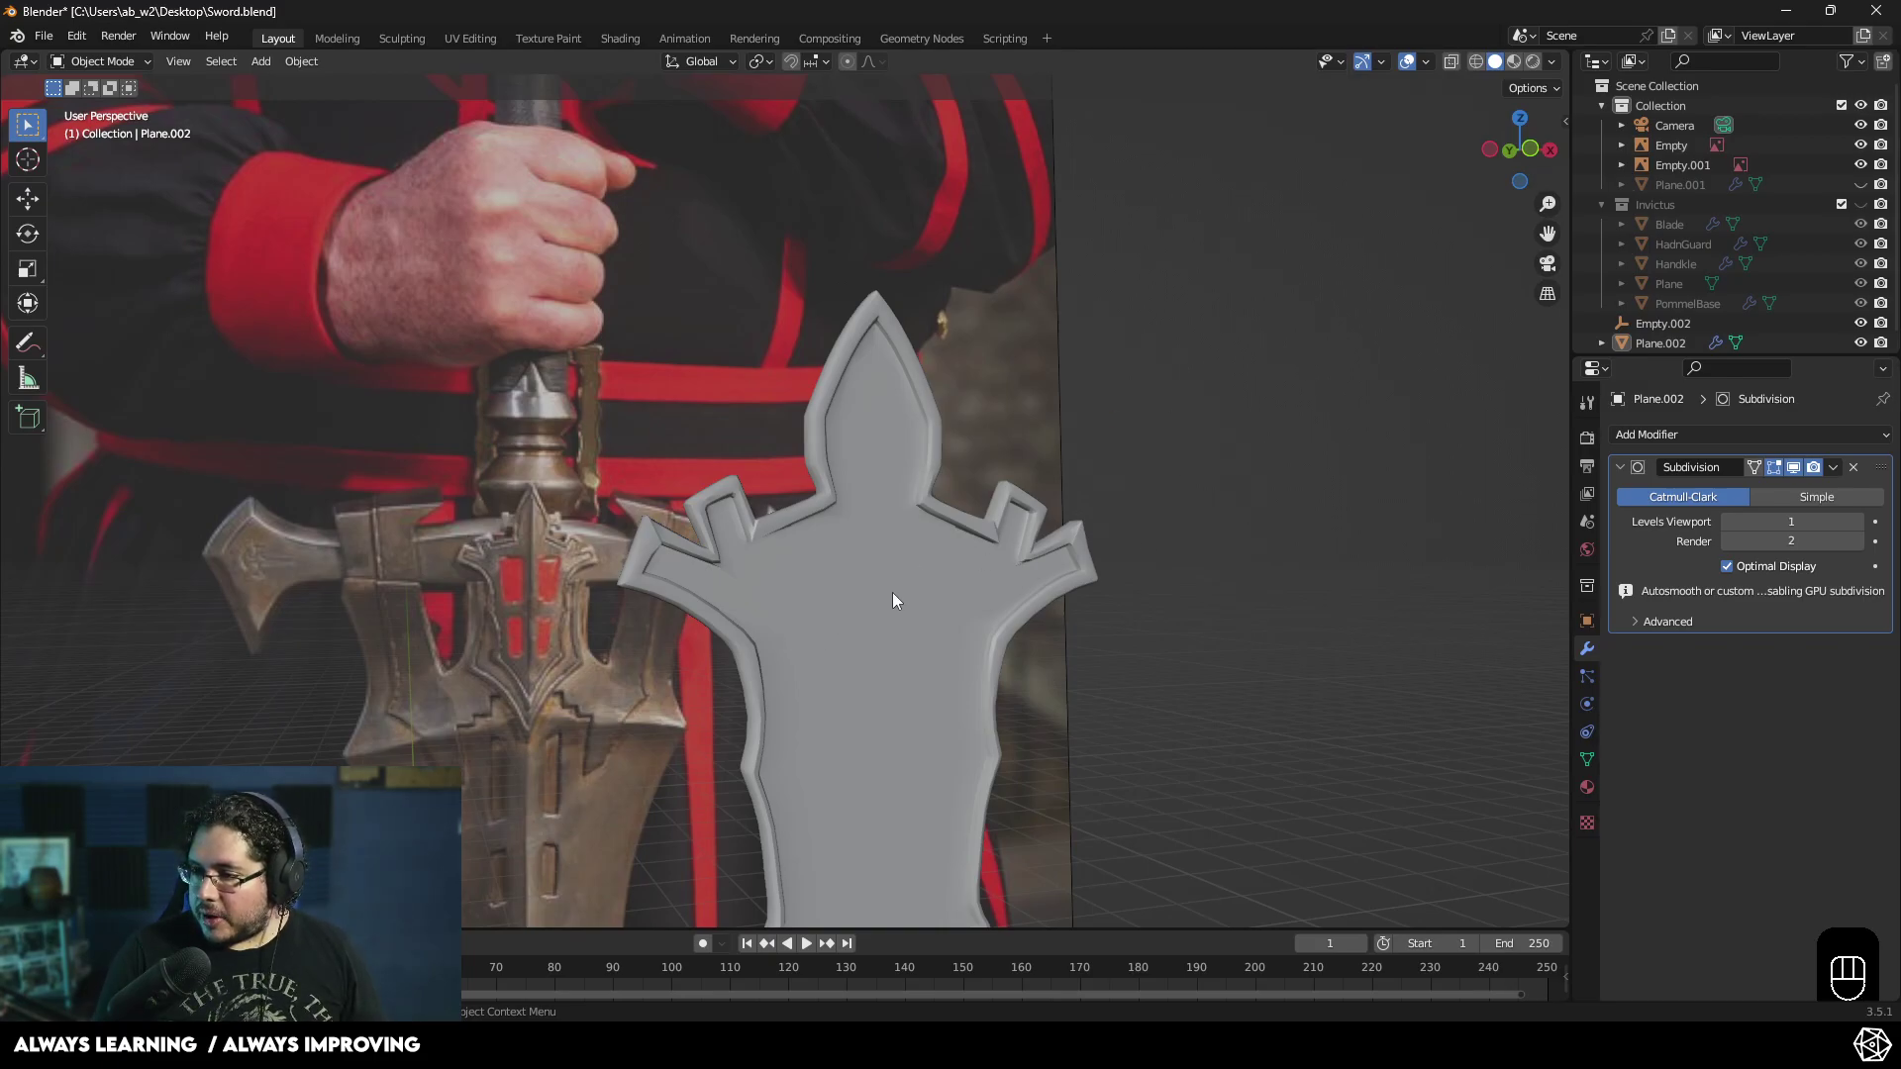
- Frame the whole sword and select the emblem plate Plane.002 in the outliner
drag(811, 628, 773, 628)
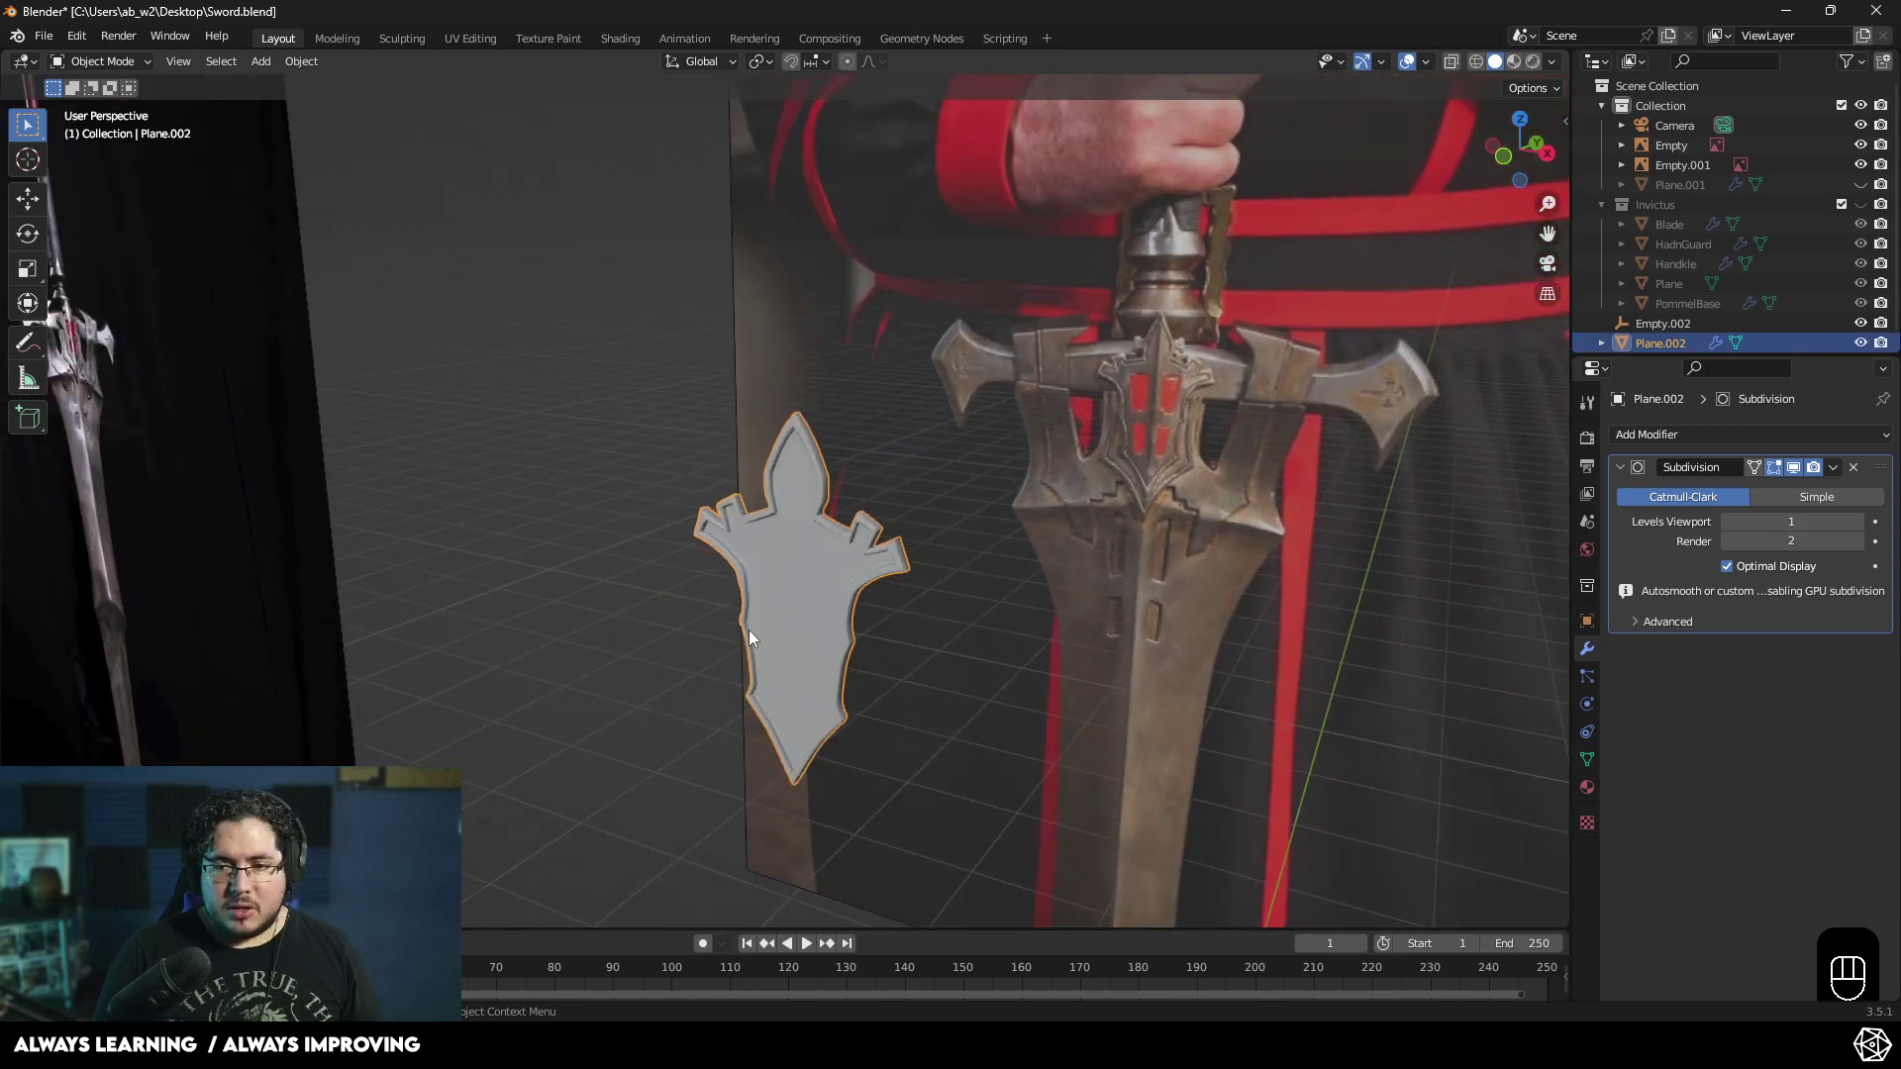
drag(758, 638, 837, 625)
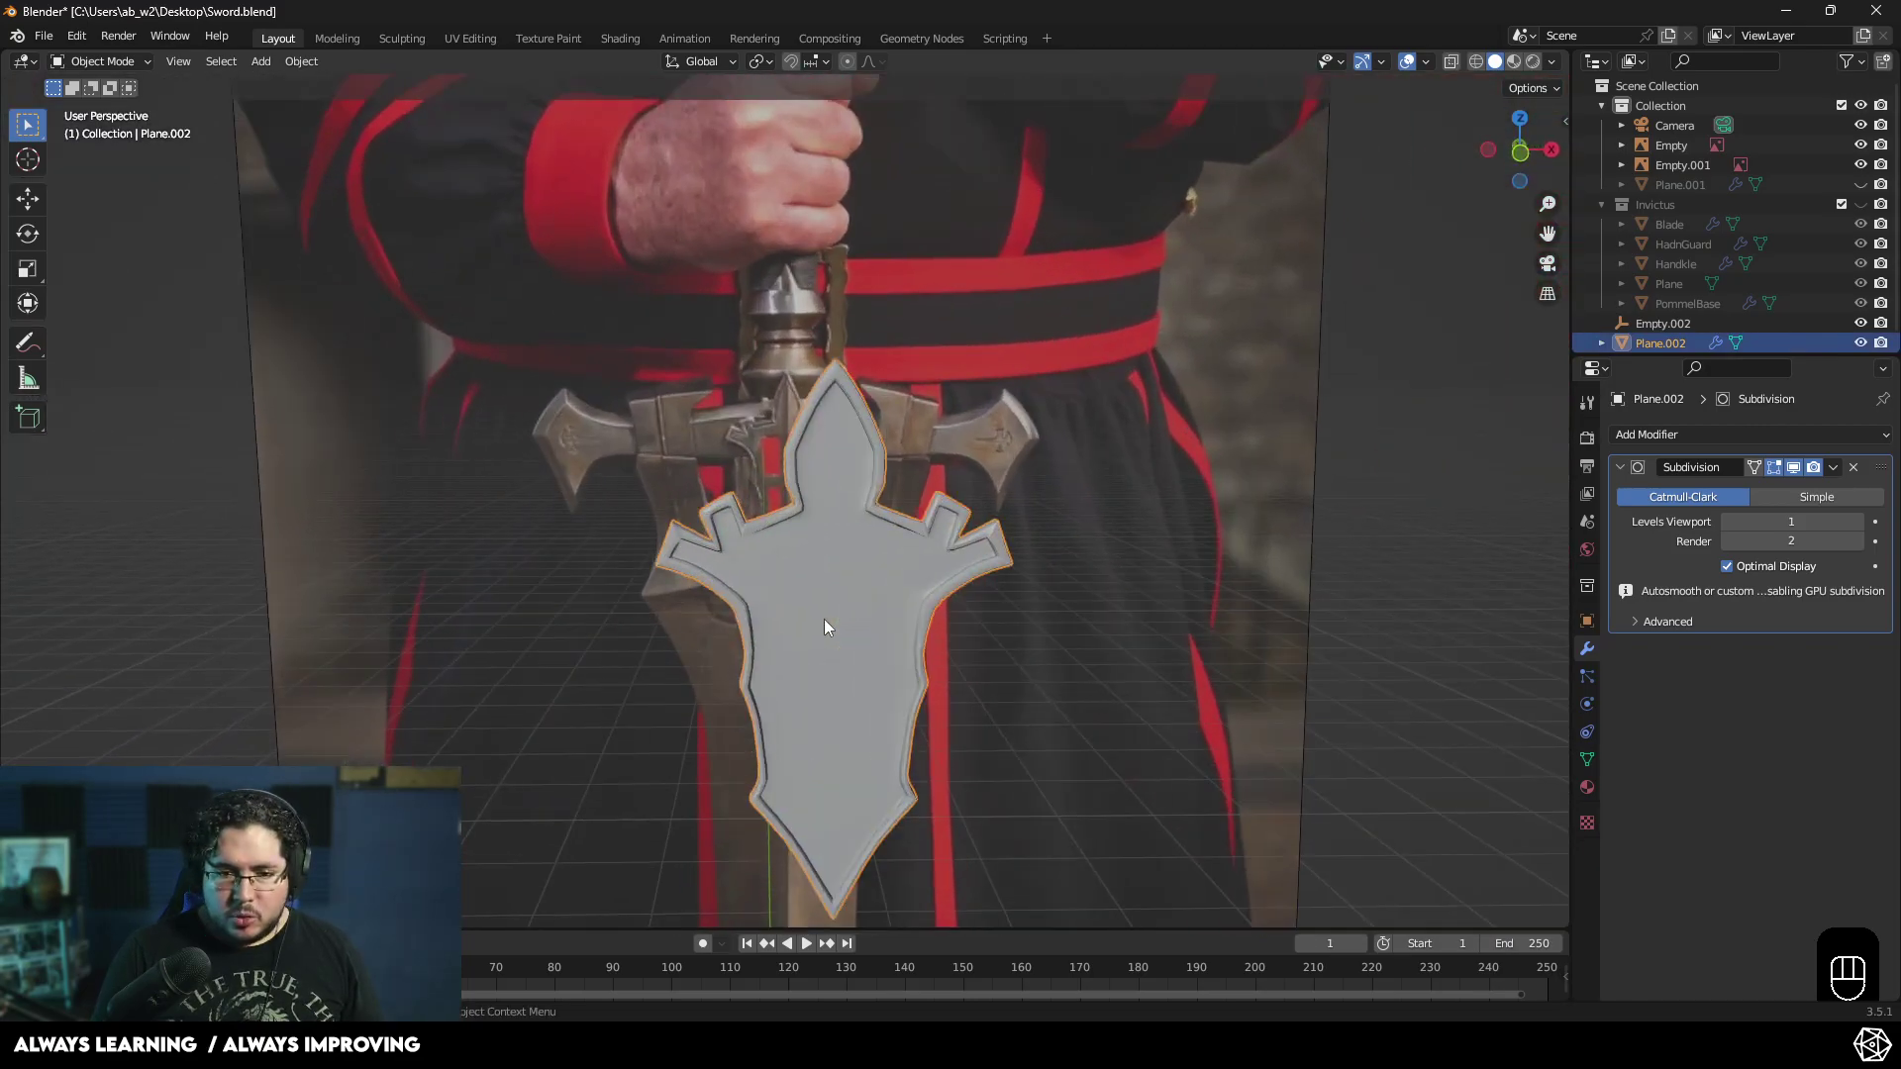
middle_click(844, 634)
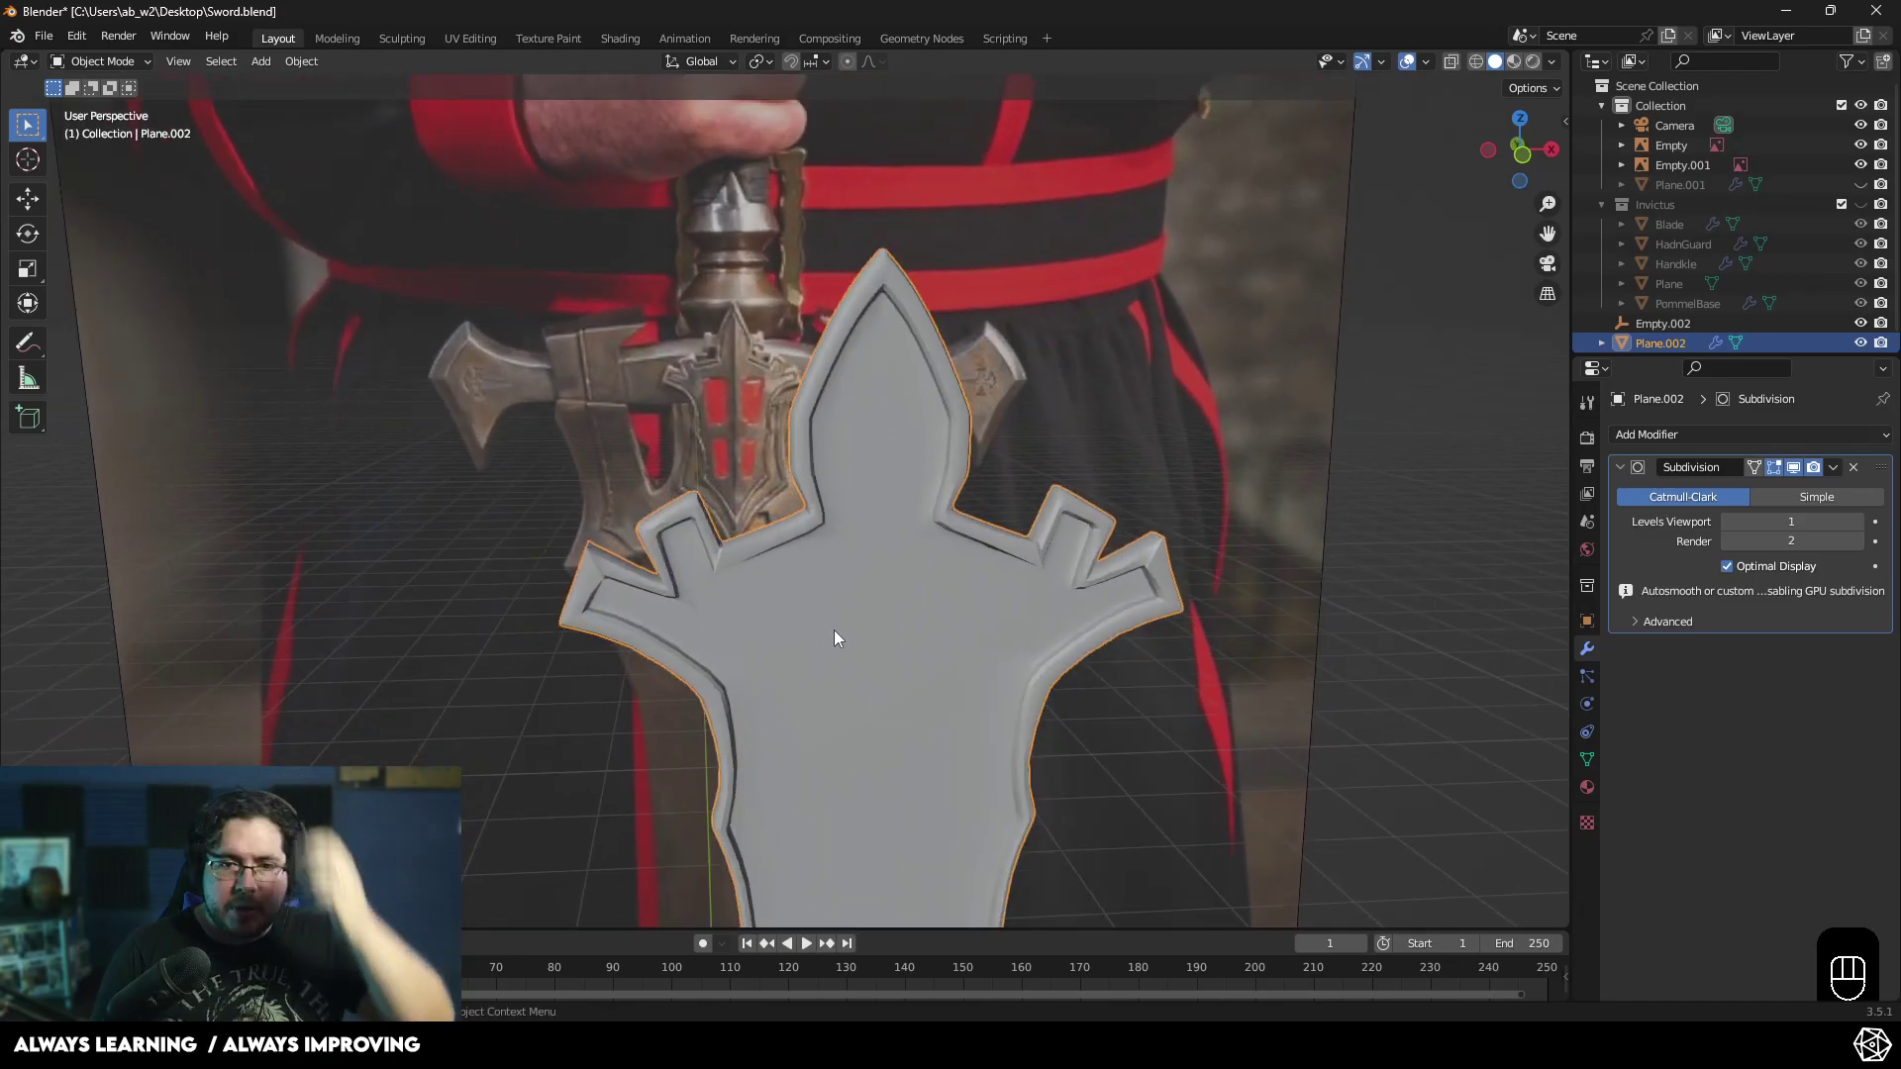
drag(846, 636, 866, 646)
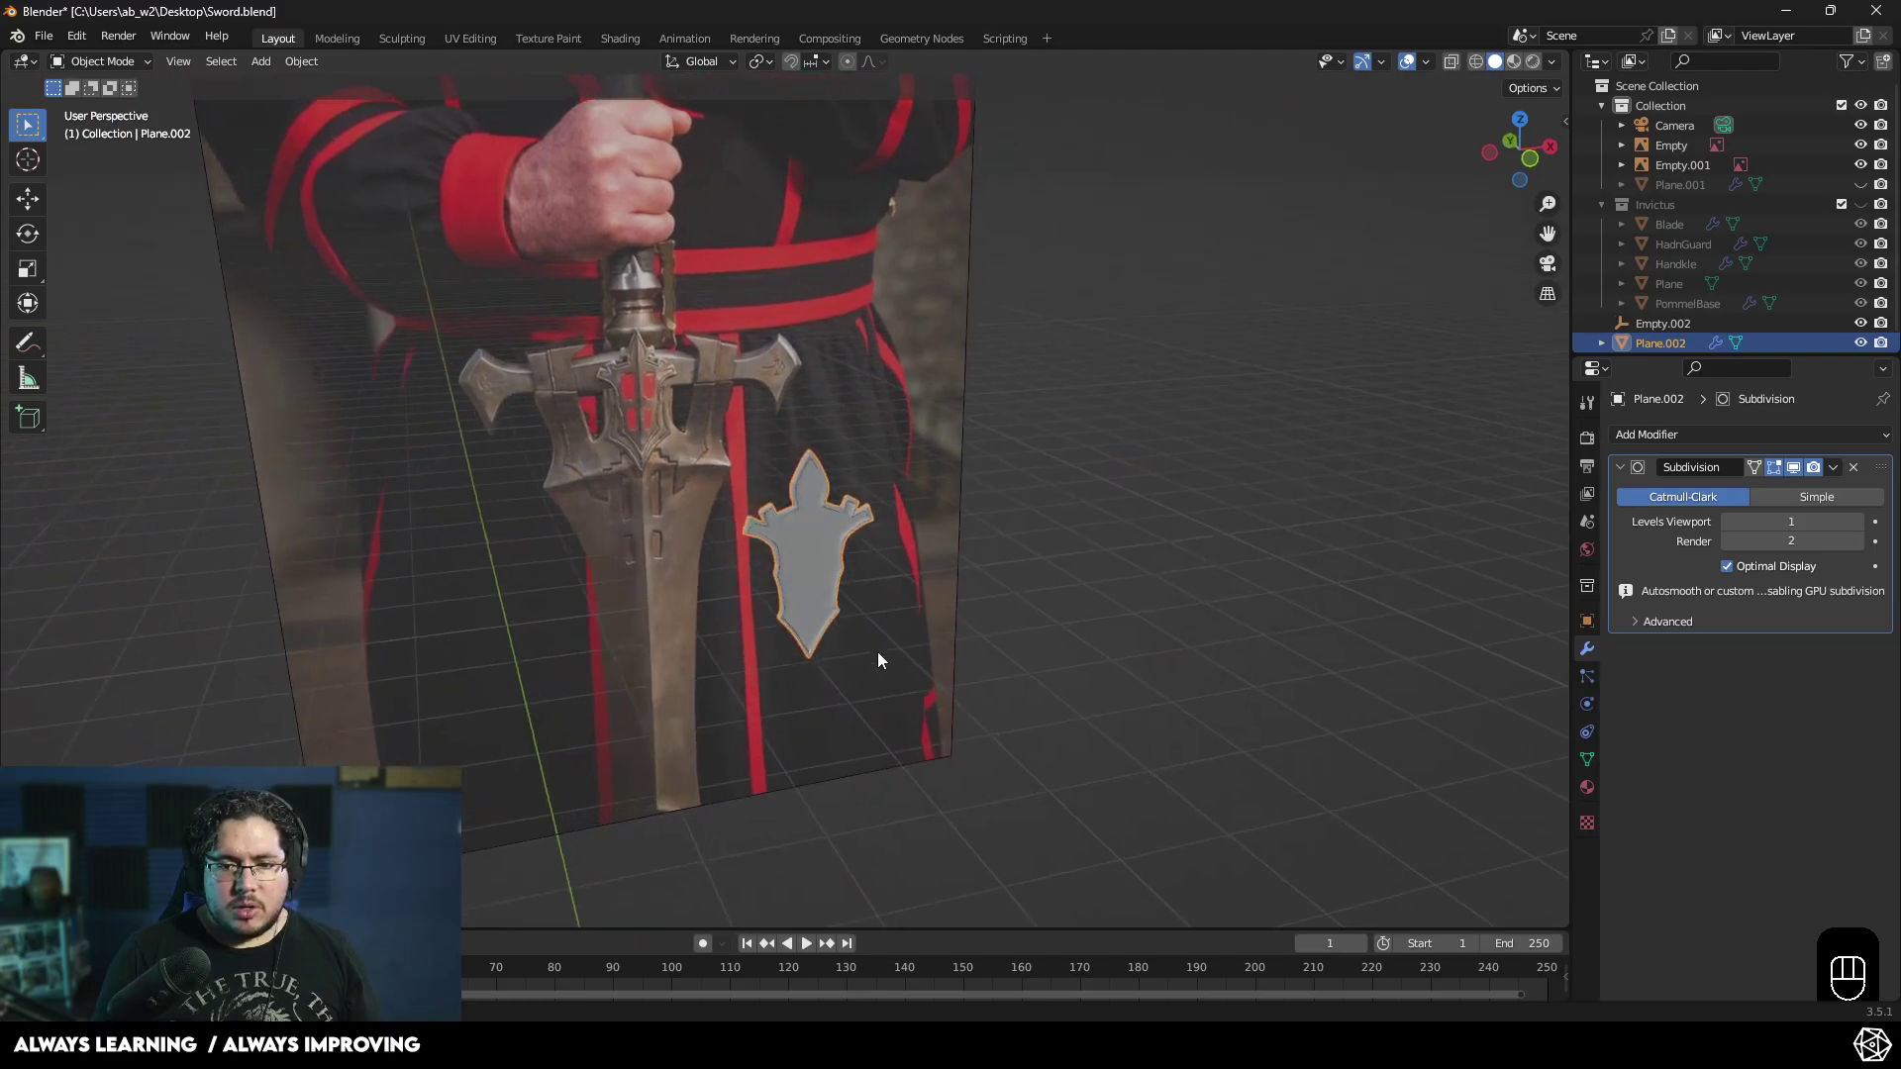
click(1870, 207)
drag(1269, 563, 1307, 545)
click(1205, 592)
- Move the emblem plate along Y toward the crossguard
key(g)
key(y)
click(1214, 612)
drag(1186, 613, 988, 590)
drag(876, 603, 820, 502)
click(794, 470)
click(795, 476)
double_click(795, 476)
- Nudge the plate further along Y onto the guard's front face and zoom in to check
key(g)
key(y)
click(705, 567)
drag(746, 598, 846, 573)
middle_click(833, 500)
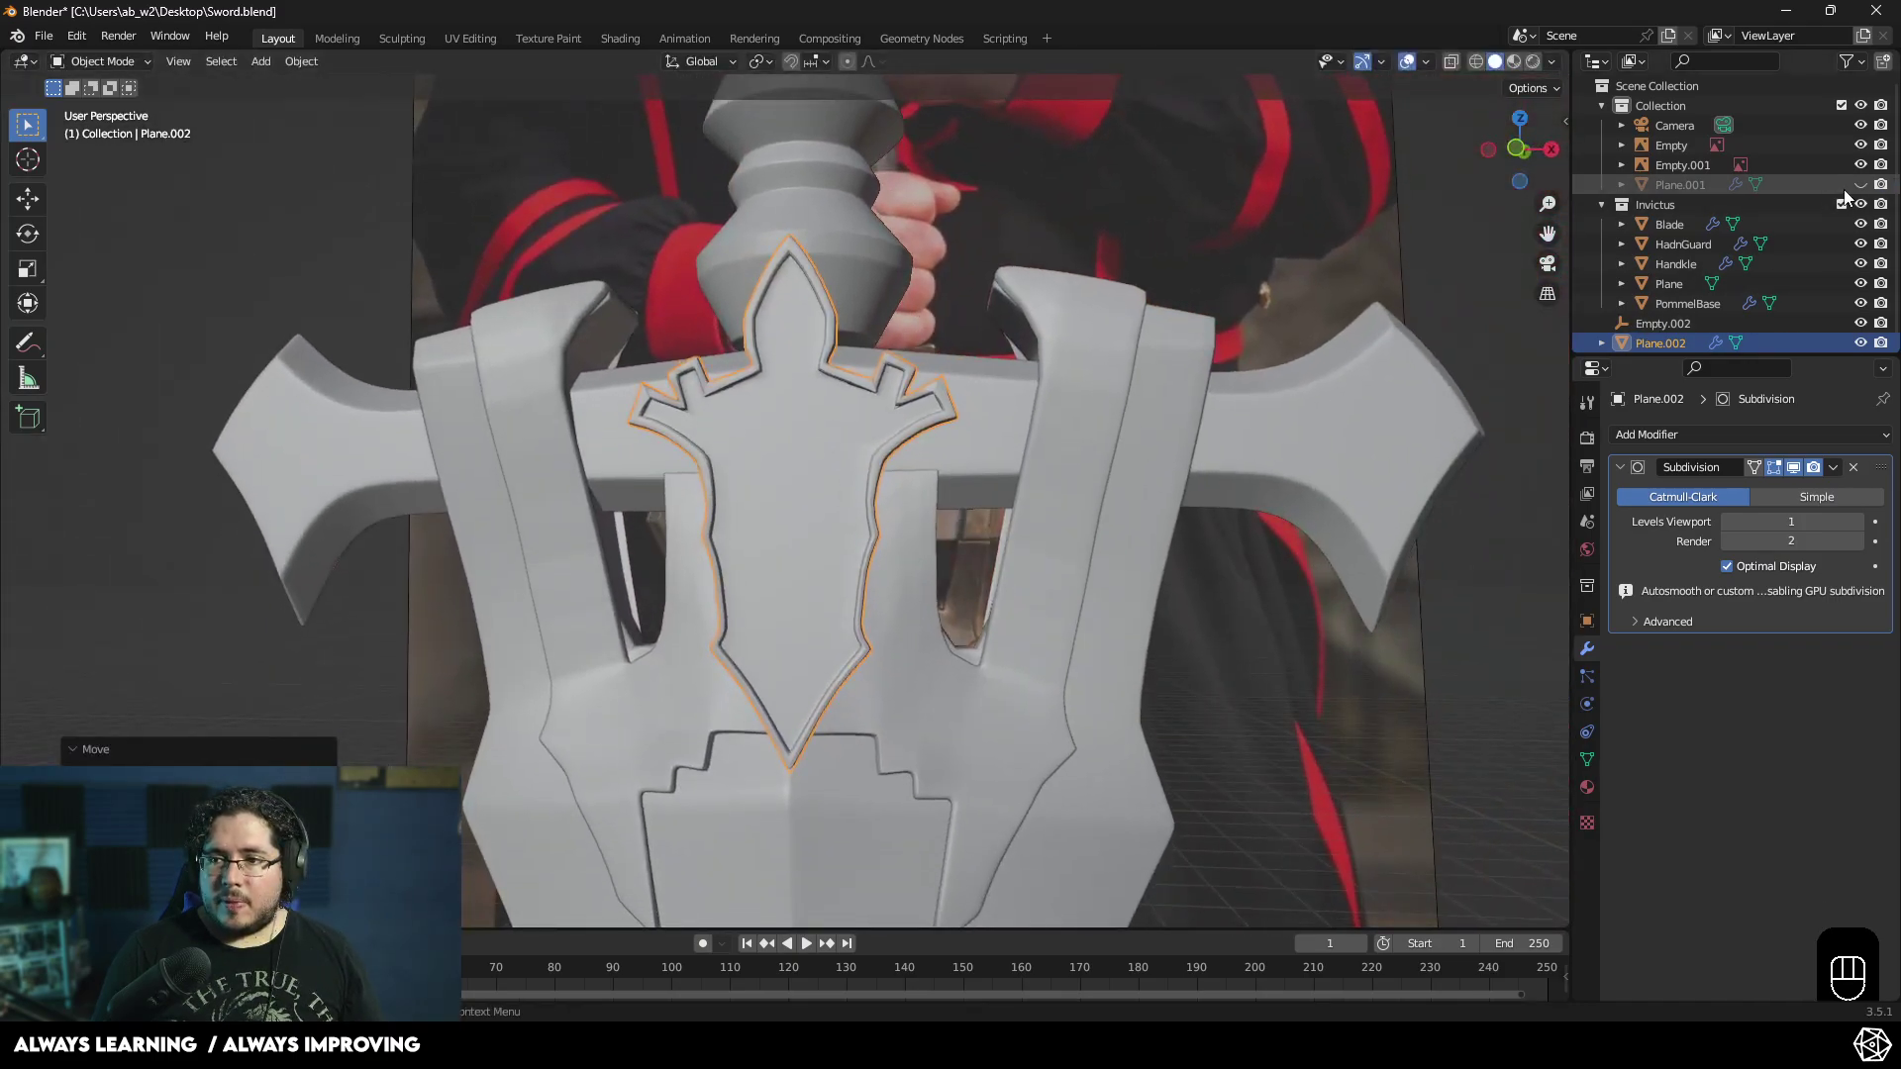
- Select the emblem plate and line up a front orthographic view of the crossguard
click(1869, 188)
drag(1133, 477, 1275, 493)
click(1023, 466)
drag(1079, 501, 1033, 477)
drag(926, 524, 862, 541)
drag(818, 536, 777, 546)
key(KP_1)
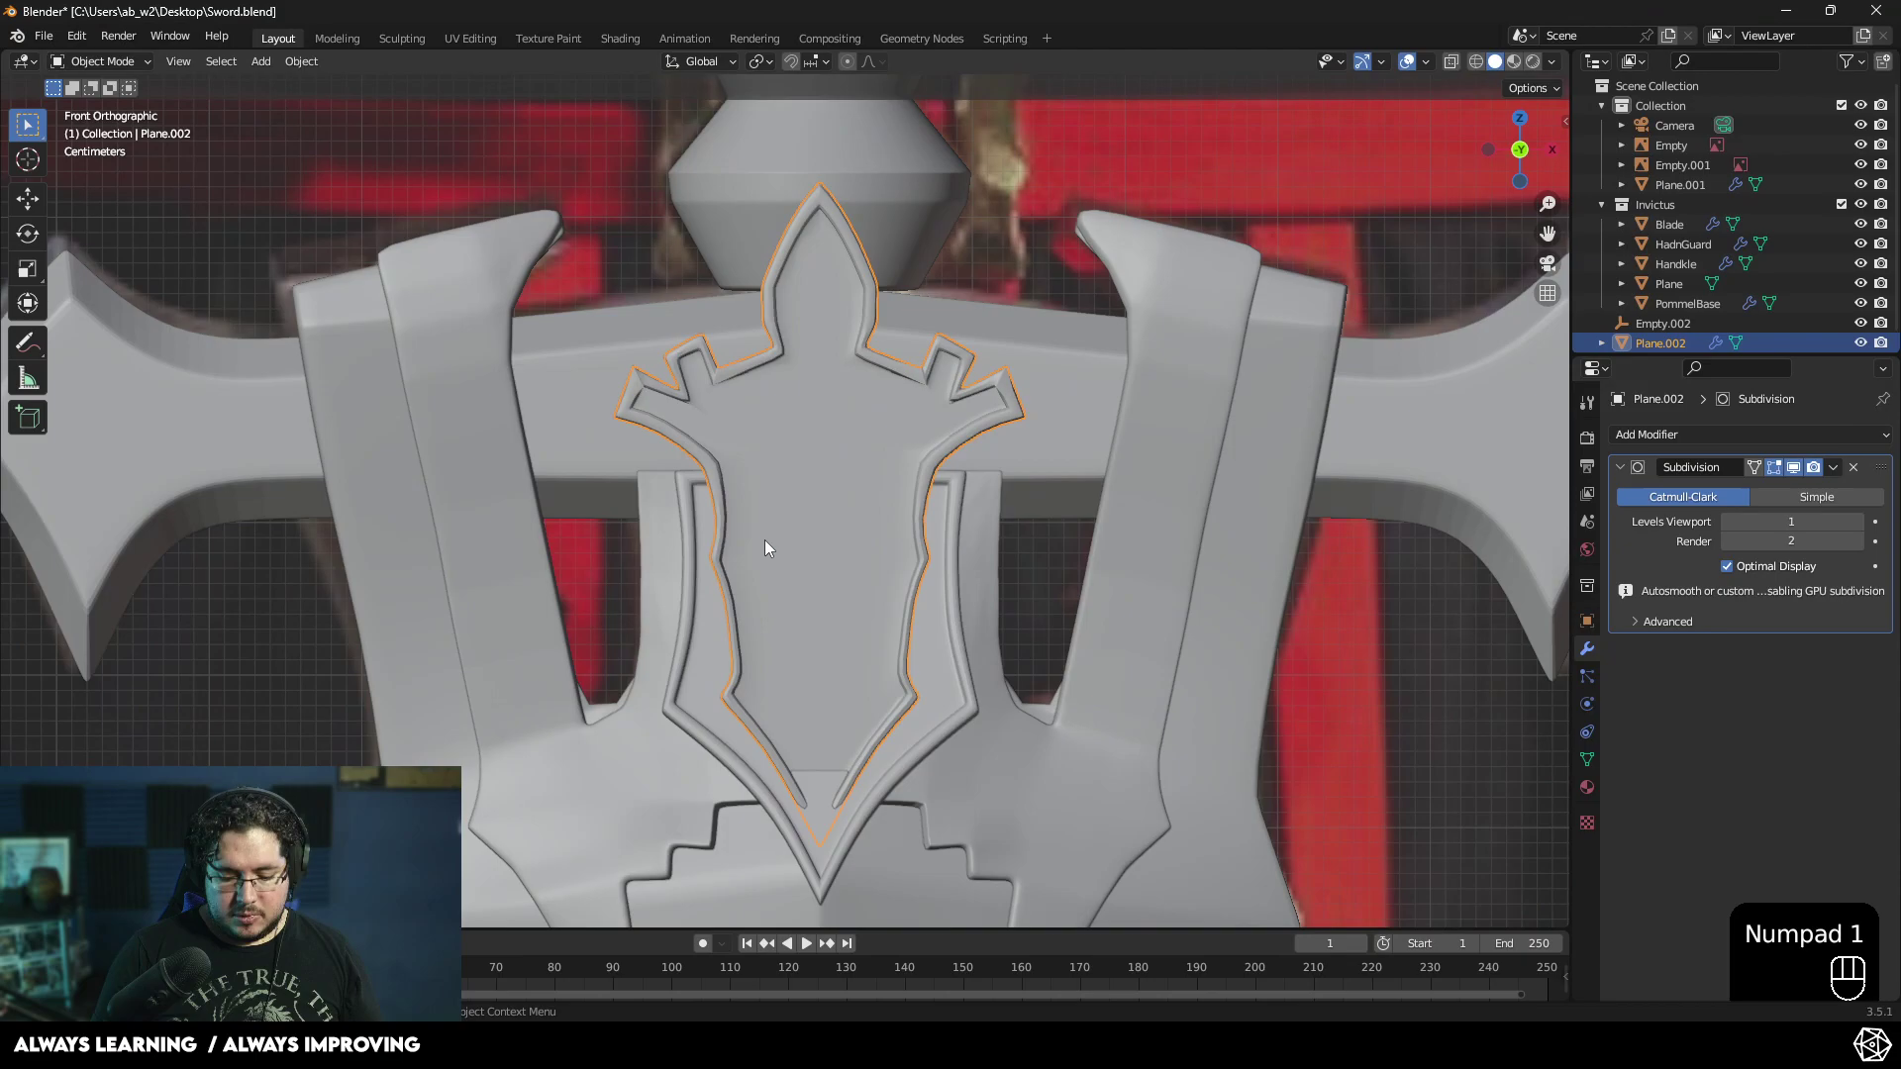
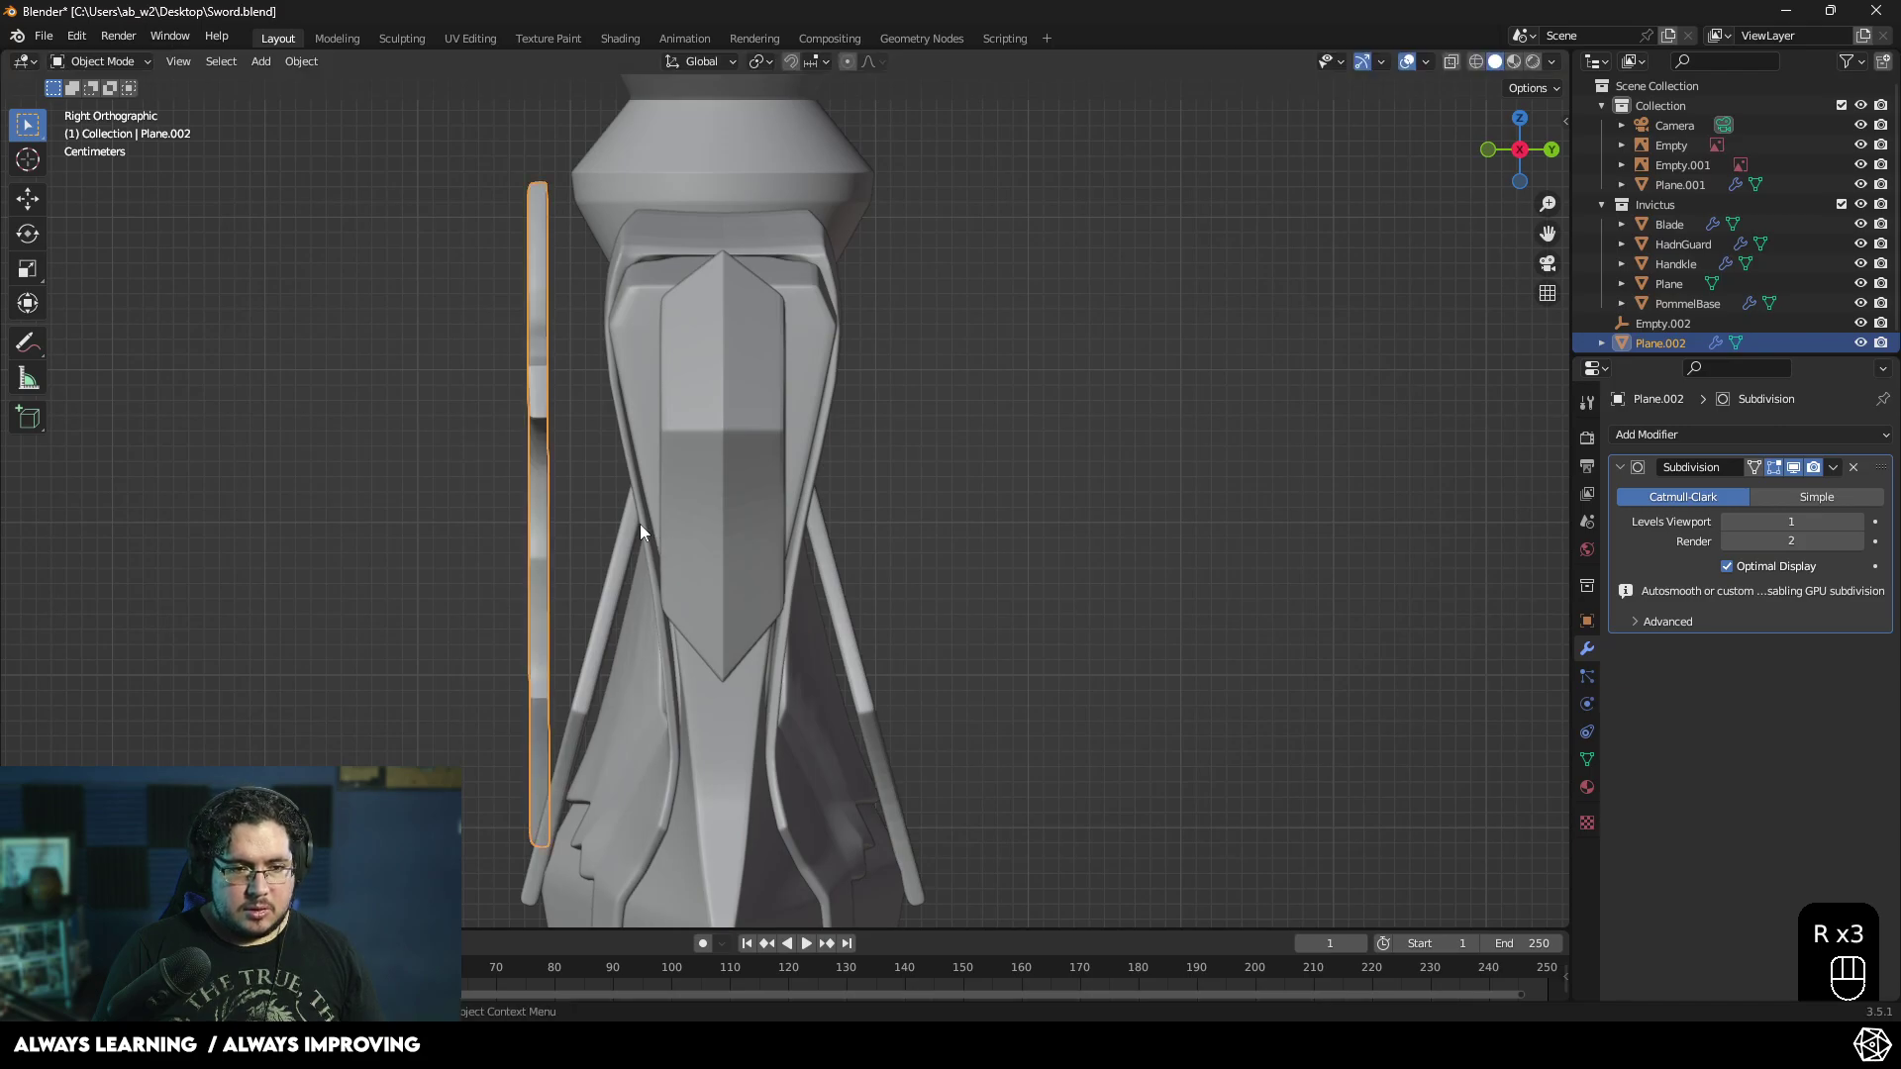
drag(314, 71, 532, 171)
- Rotate and shift the plate roughly into place against the guard from the front
key(r)
click(545, 543)
key(g)
click(628, 554)
key(KP_1)
drag(834, 527, 873, 515)
- In Right Orthographic view, tilt the plate about 10 degrees so it rests flush on the guard's angled front
middle_click(850, 513)
middle_click(794, 590)
drag(835, 574, 663, 611)
key(e)
drag(701, 596, 717, 596)
middle_click(699, 552)
key(r)
key(KP_3)
key(r)
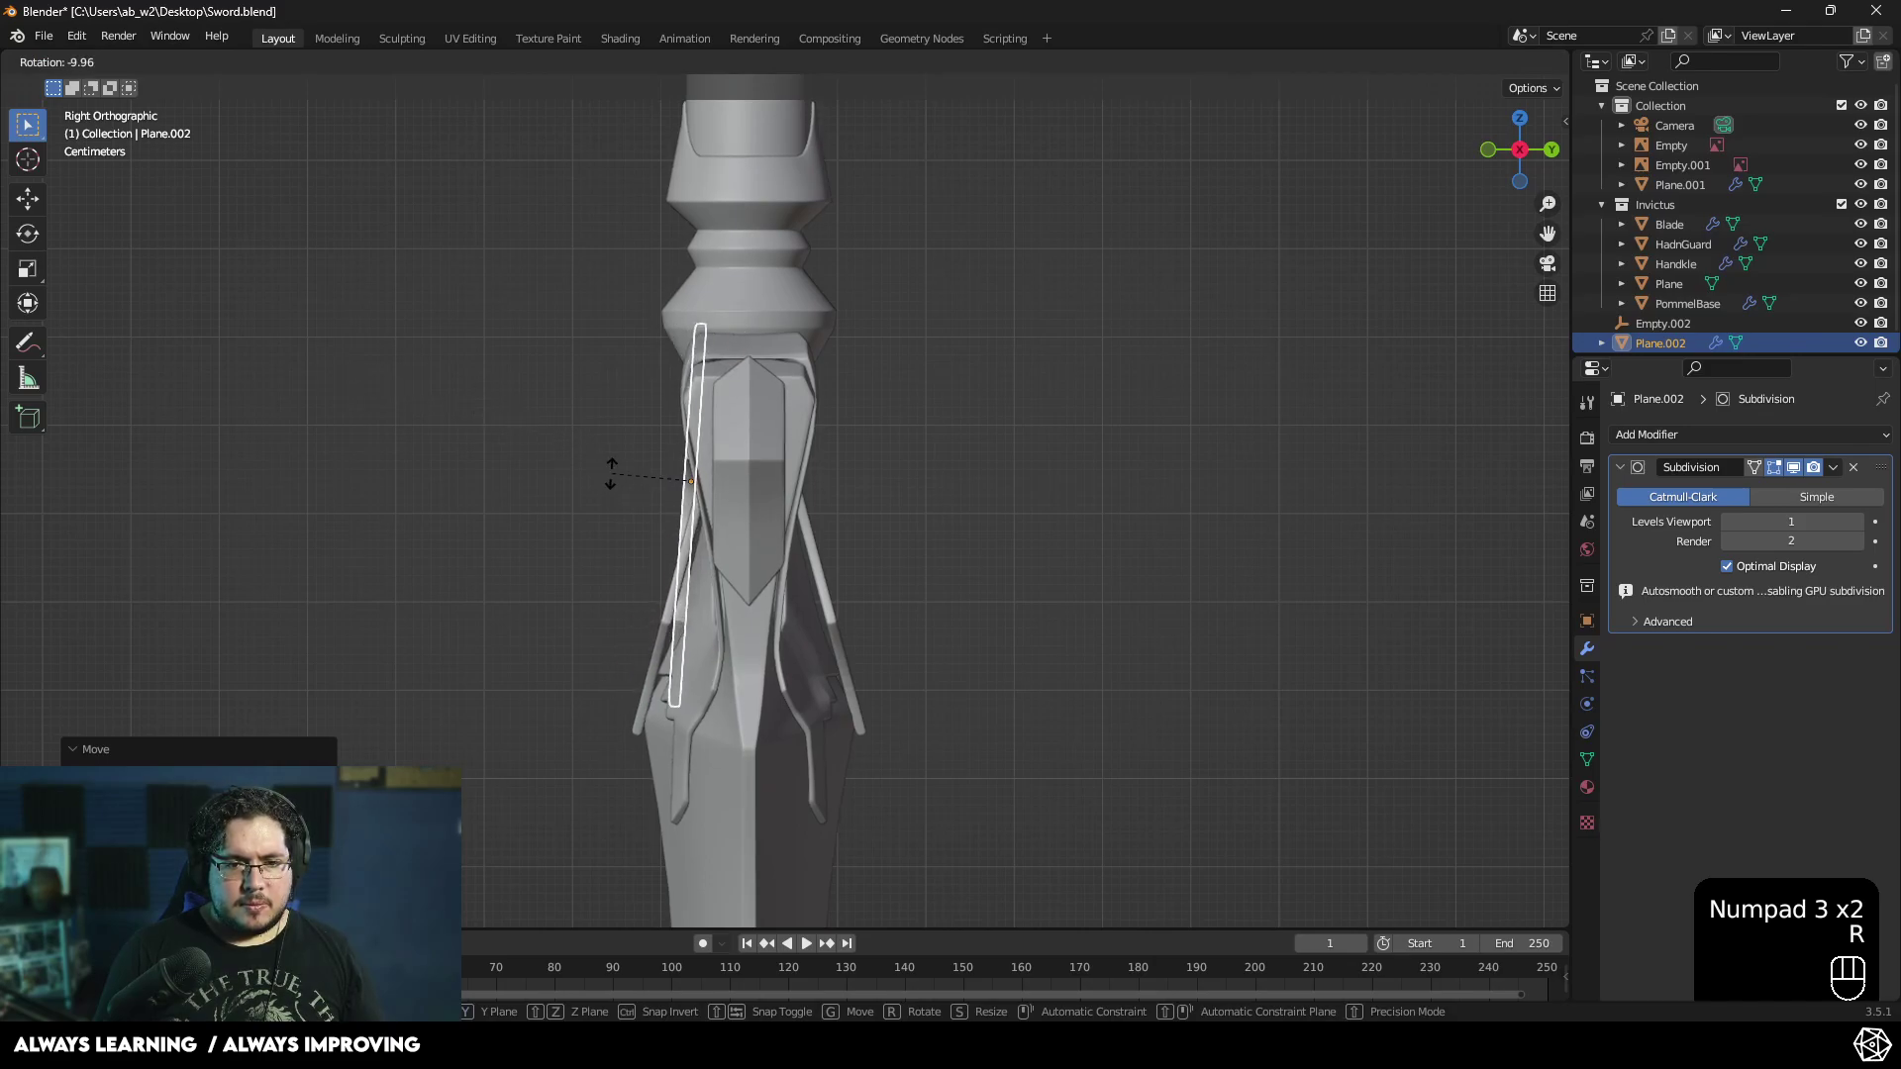
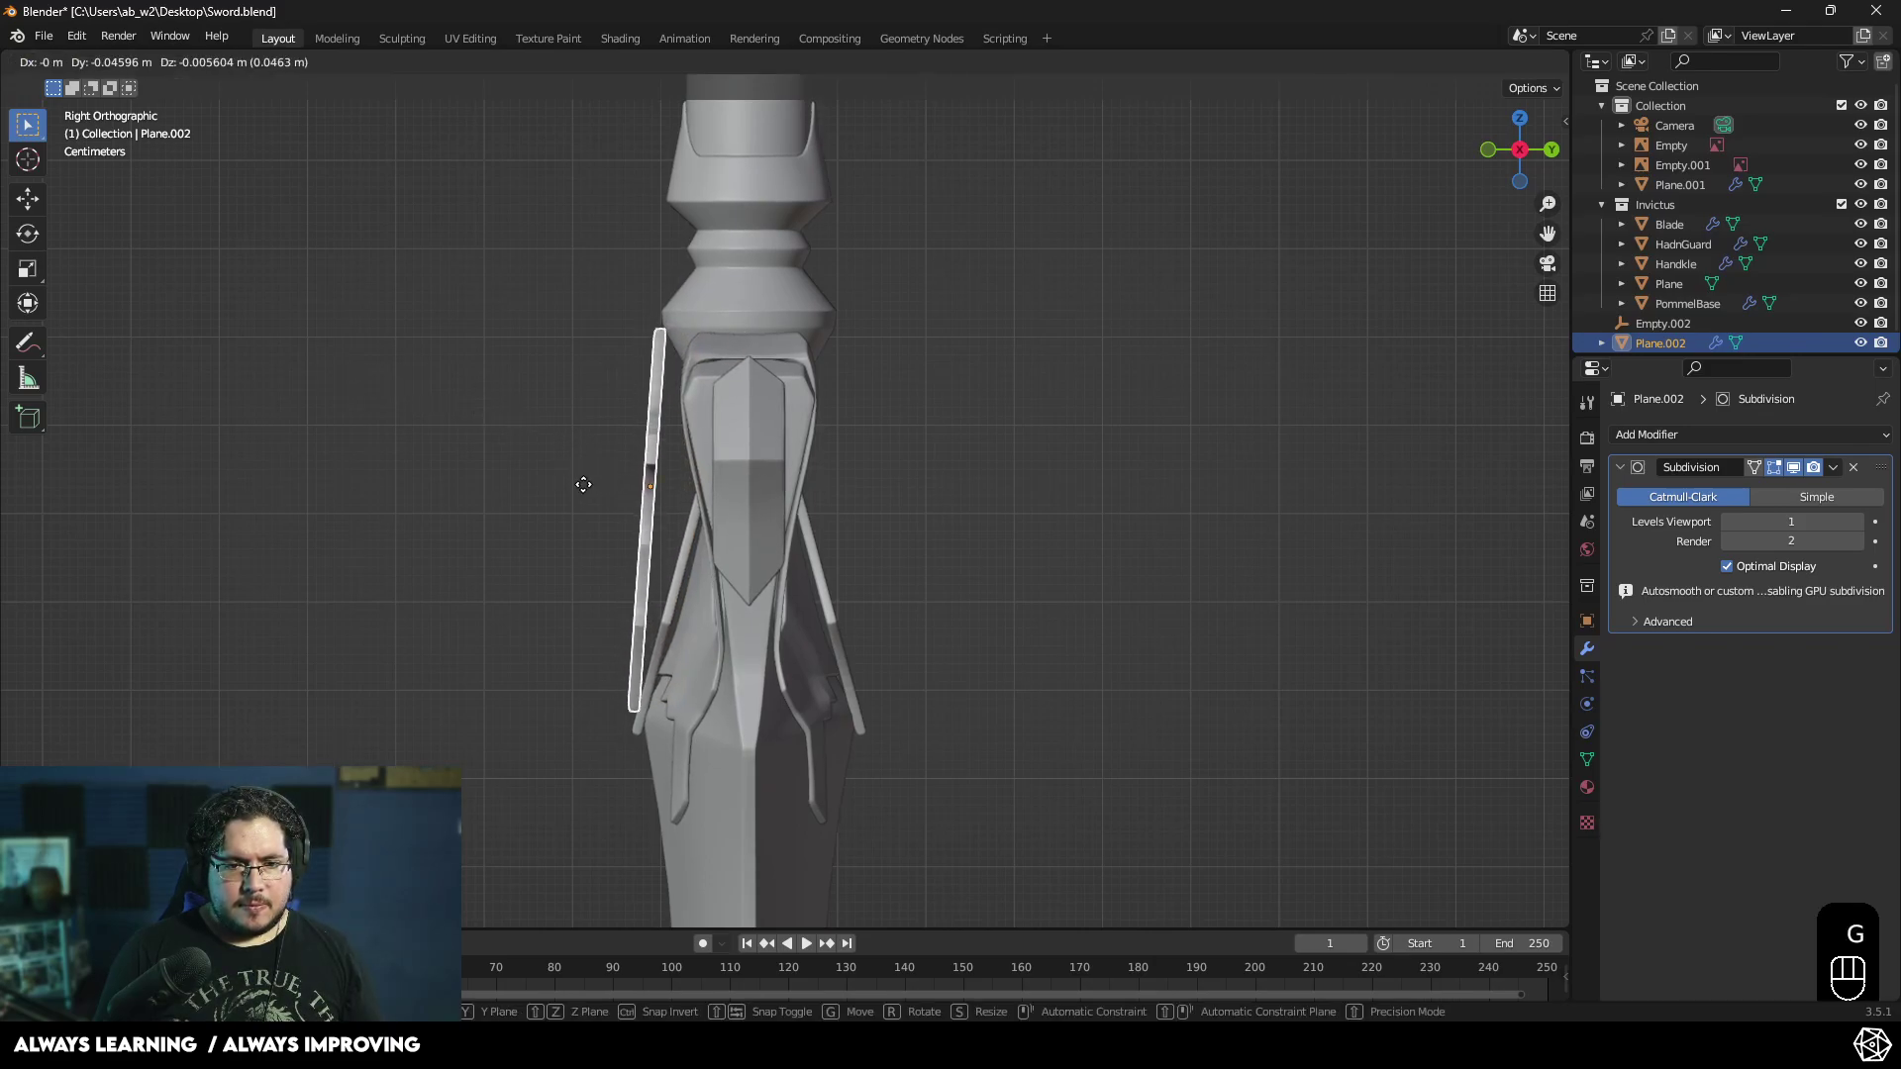
click(588, 490)
- Orbit to verify the plate's fit from front and side, then select the crossguard
drag(630, 522, 780, 501)
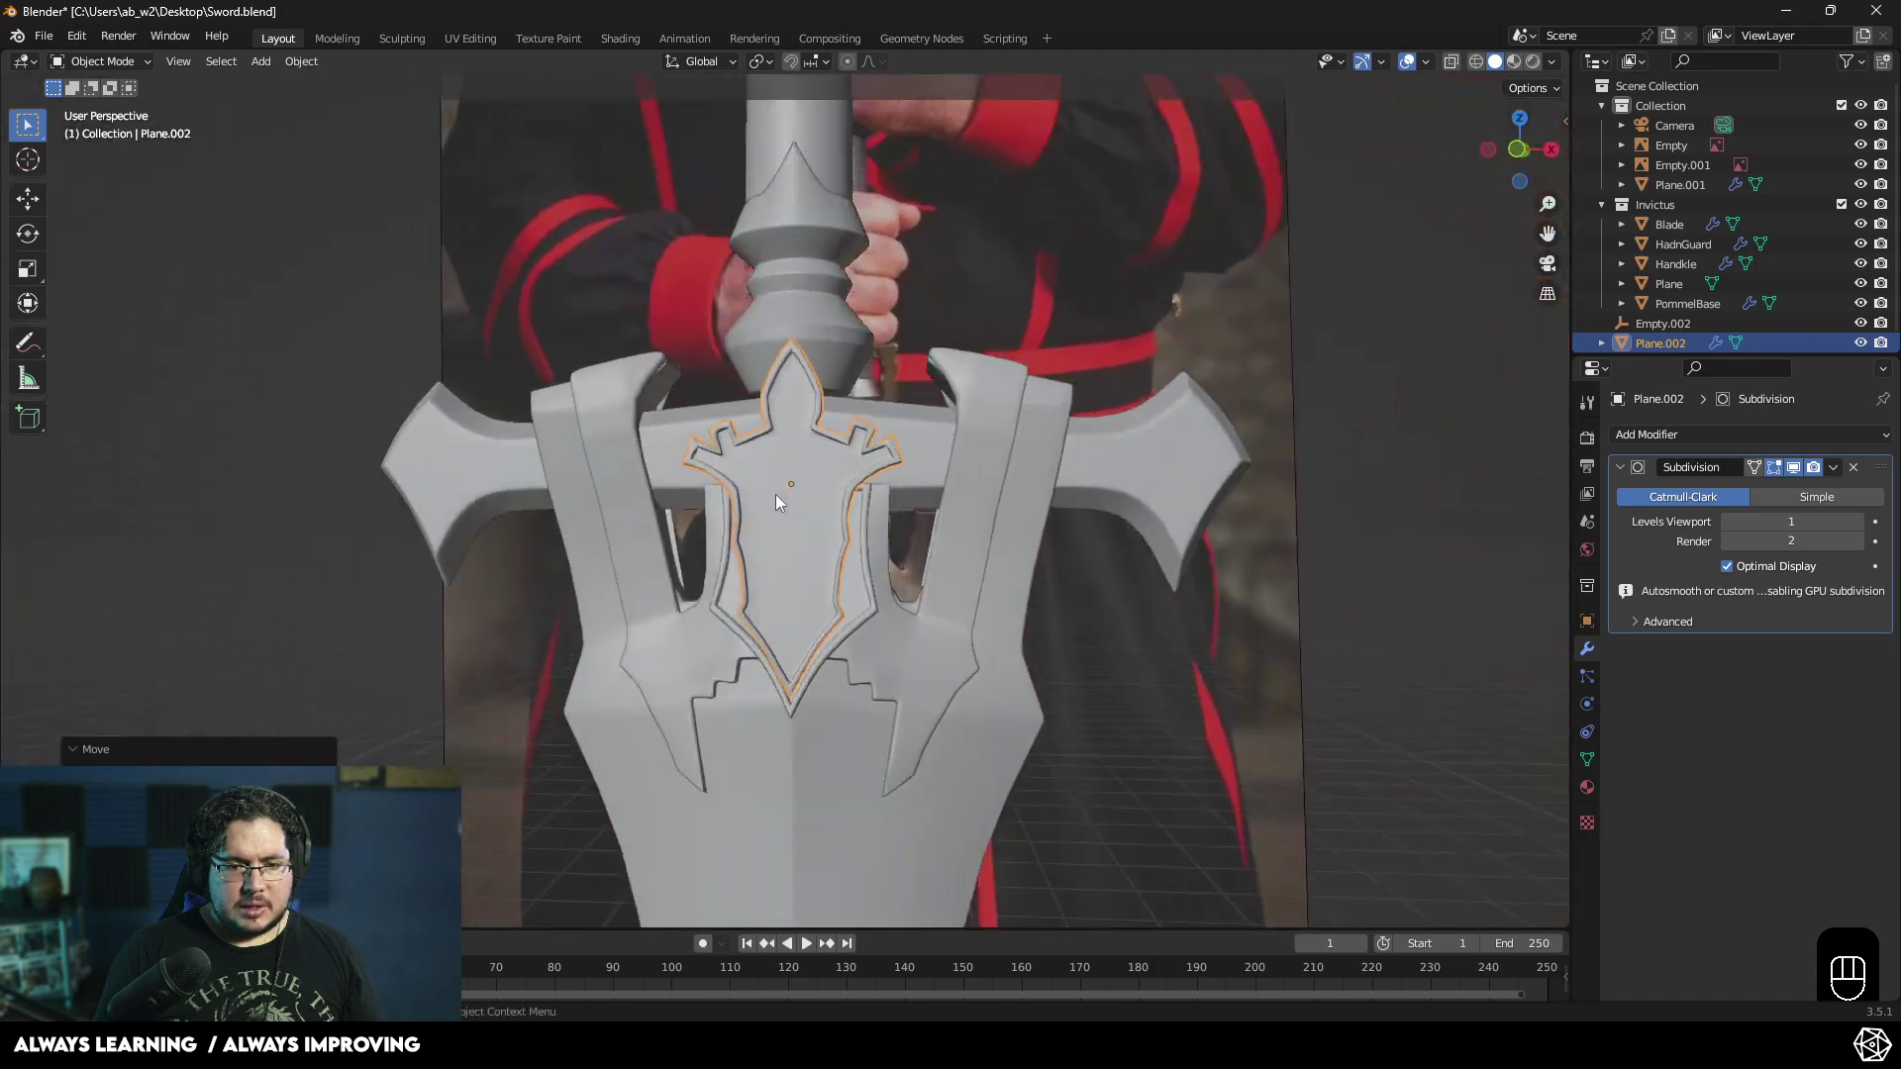
drag(824, 510, 957, 490)
drag(882, 535, 919, 550)
middle_click(455, 453)
drag(438, 402, 368, 344)
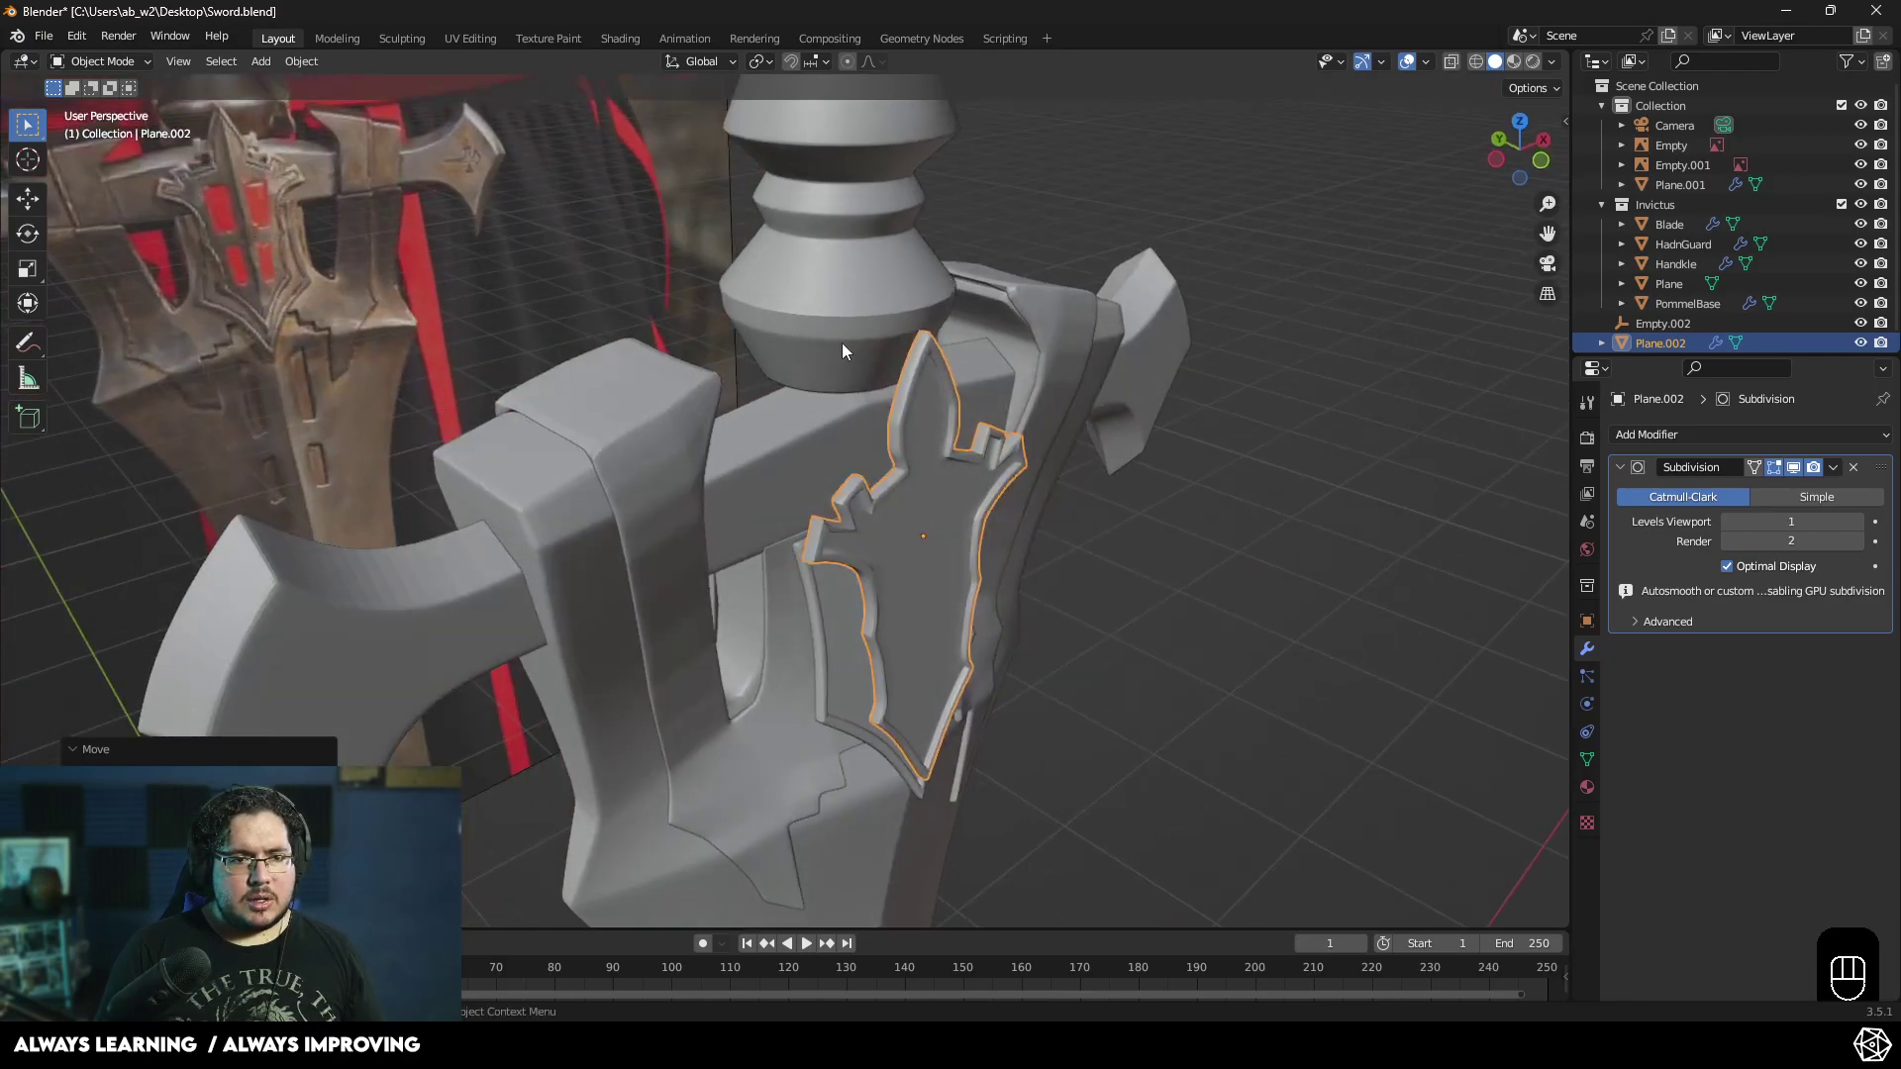
drag(931, 421, 923, 453)
click(895, 464)
drag(820, 437, 772, 410)
middle_click(815, 425)
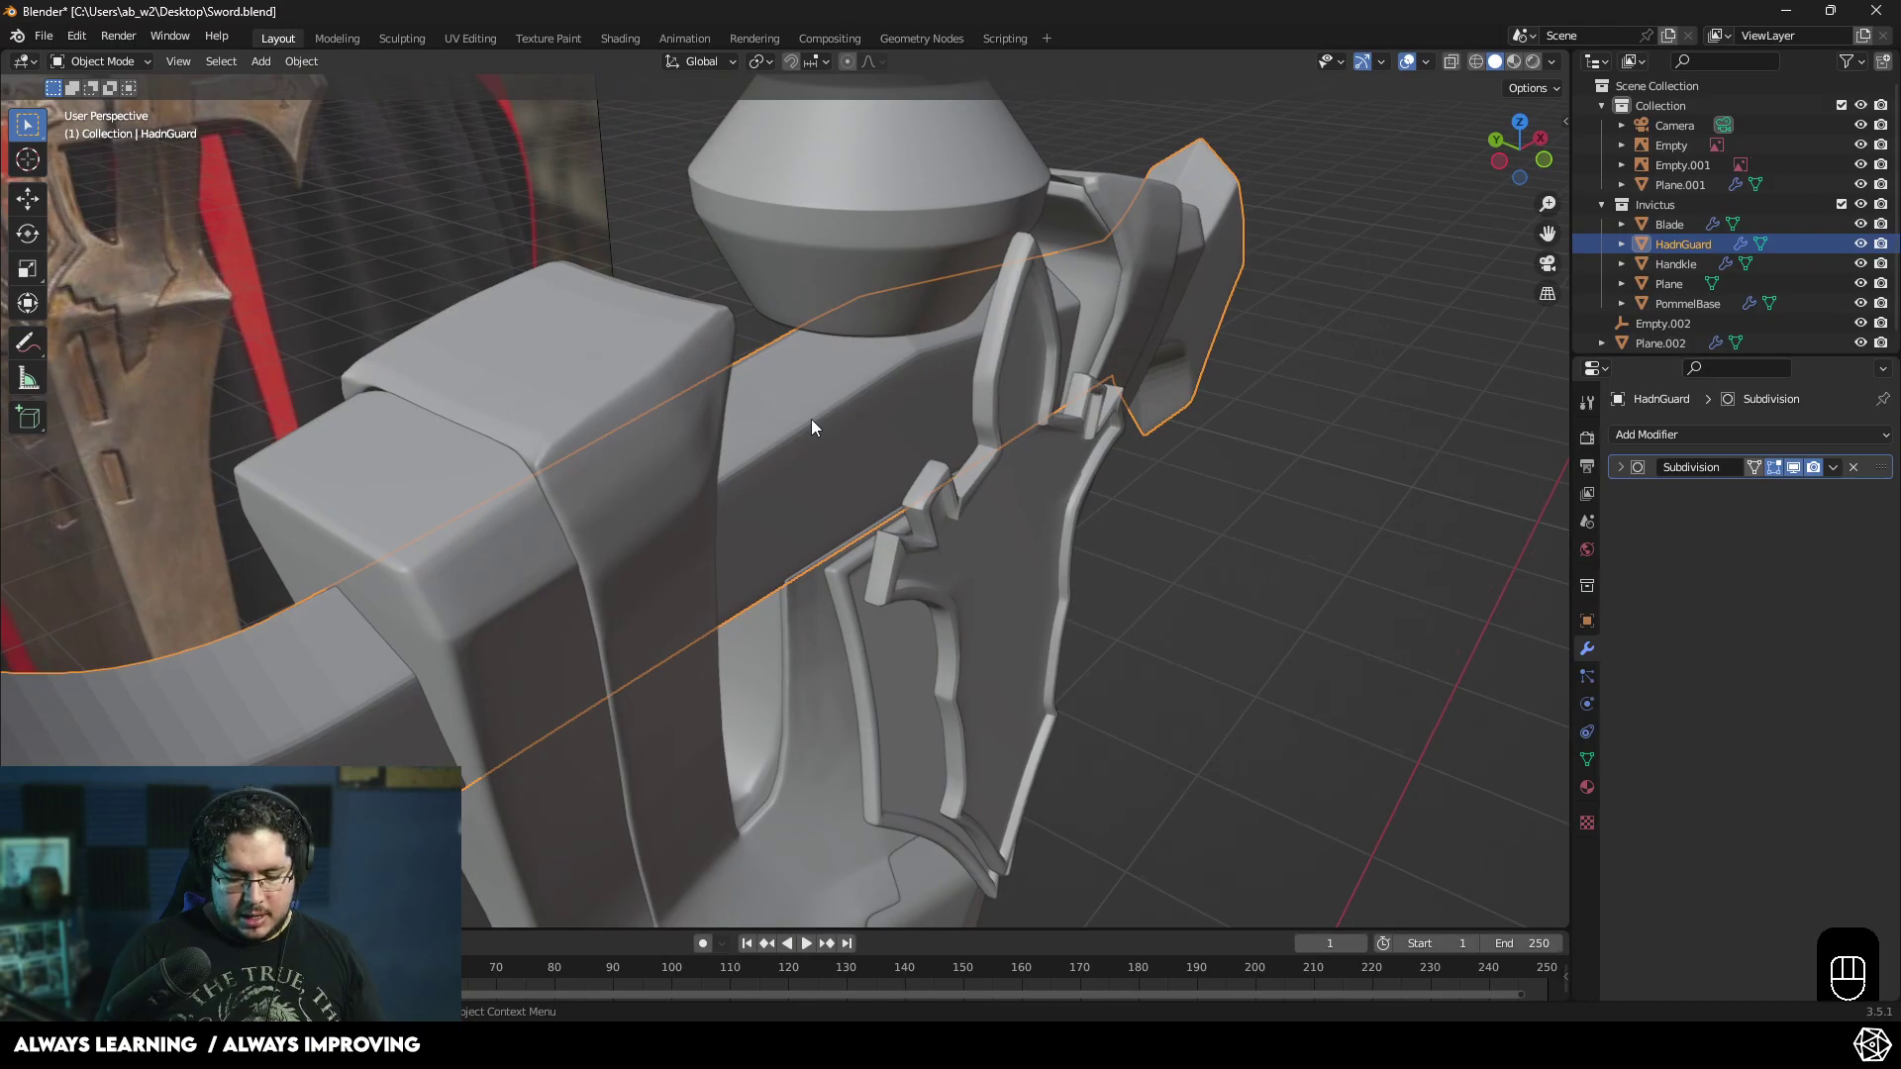
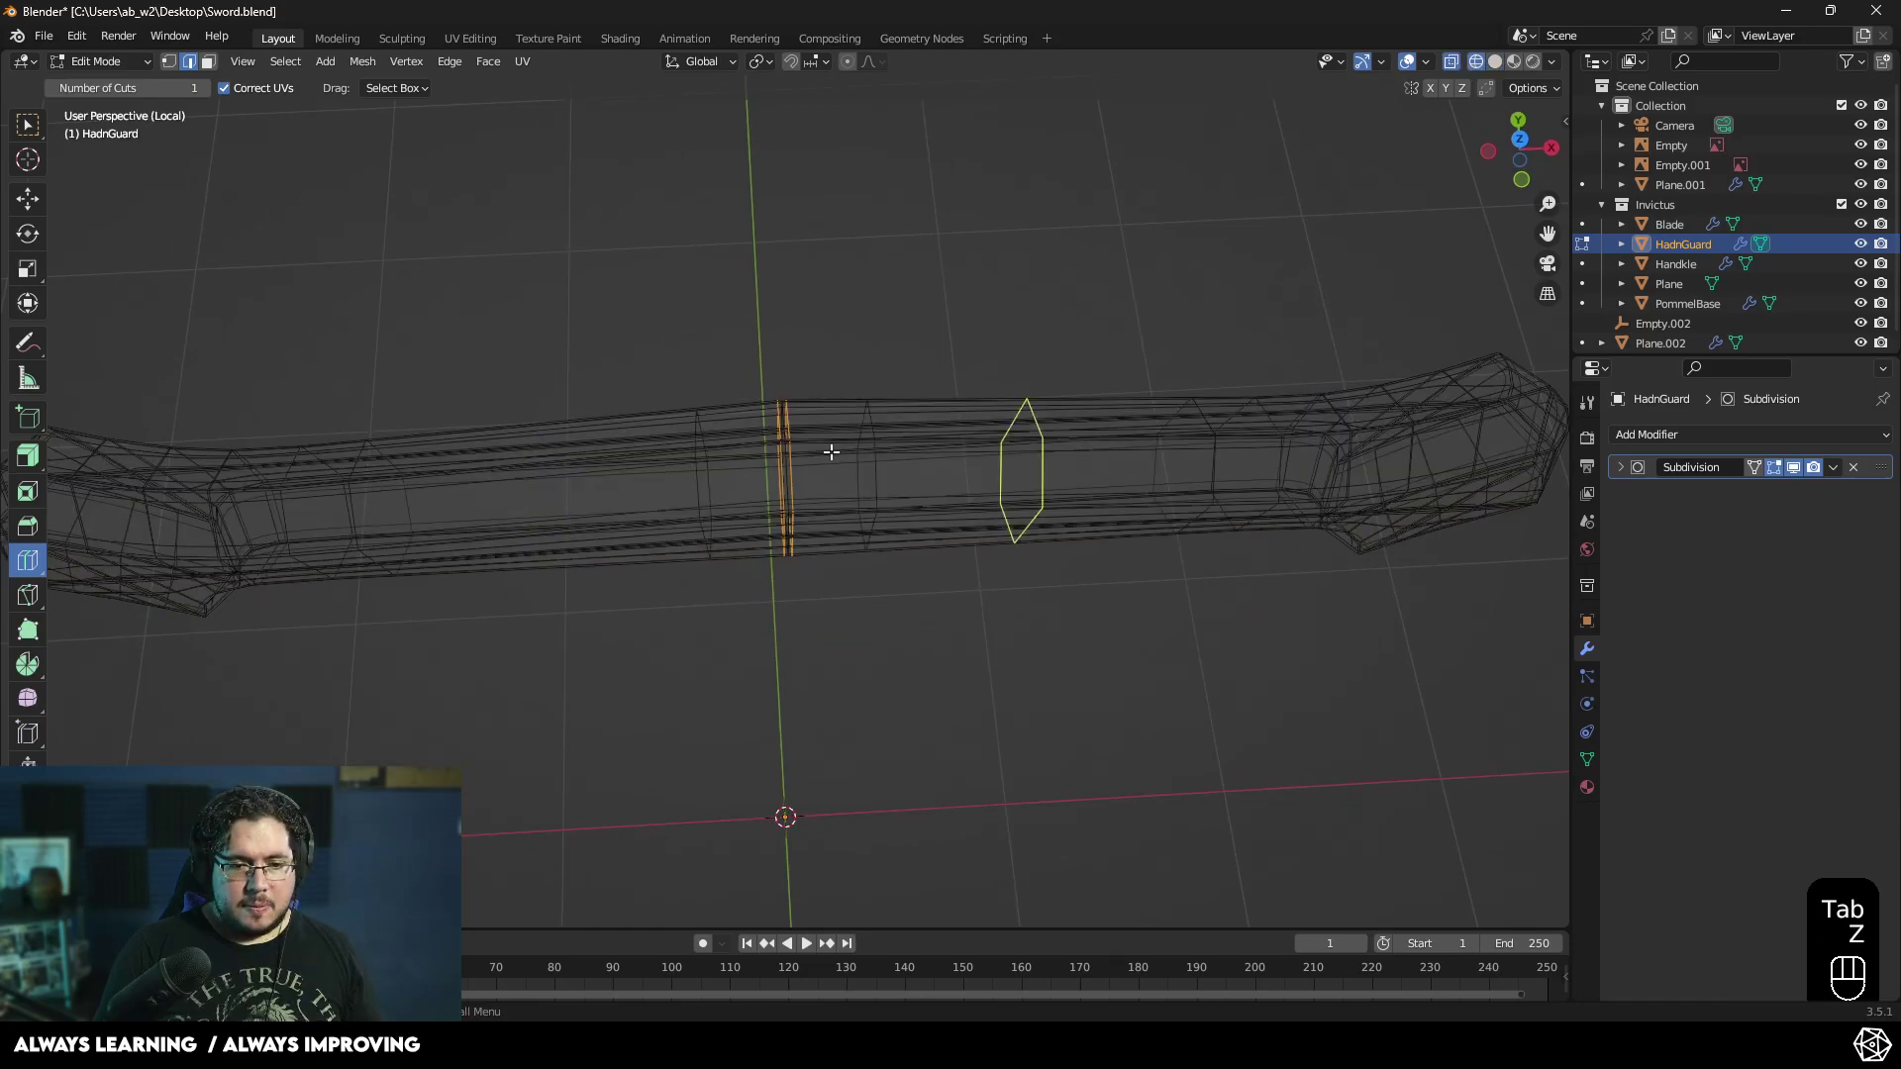
- Select the crossguard's new centre edge loop and scale it along Y to thicken the middle, then leave Edit Mode
key(1)
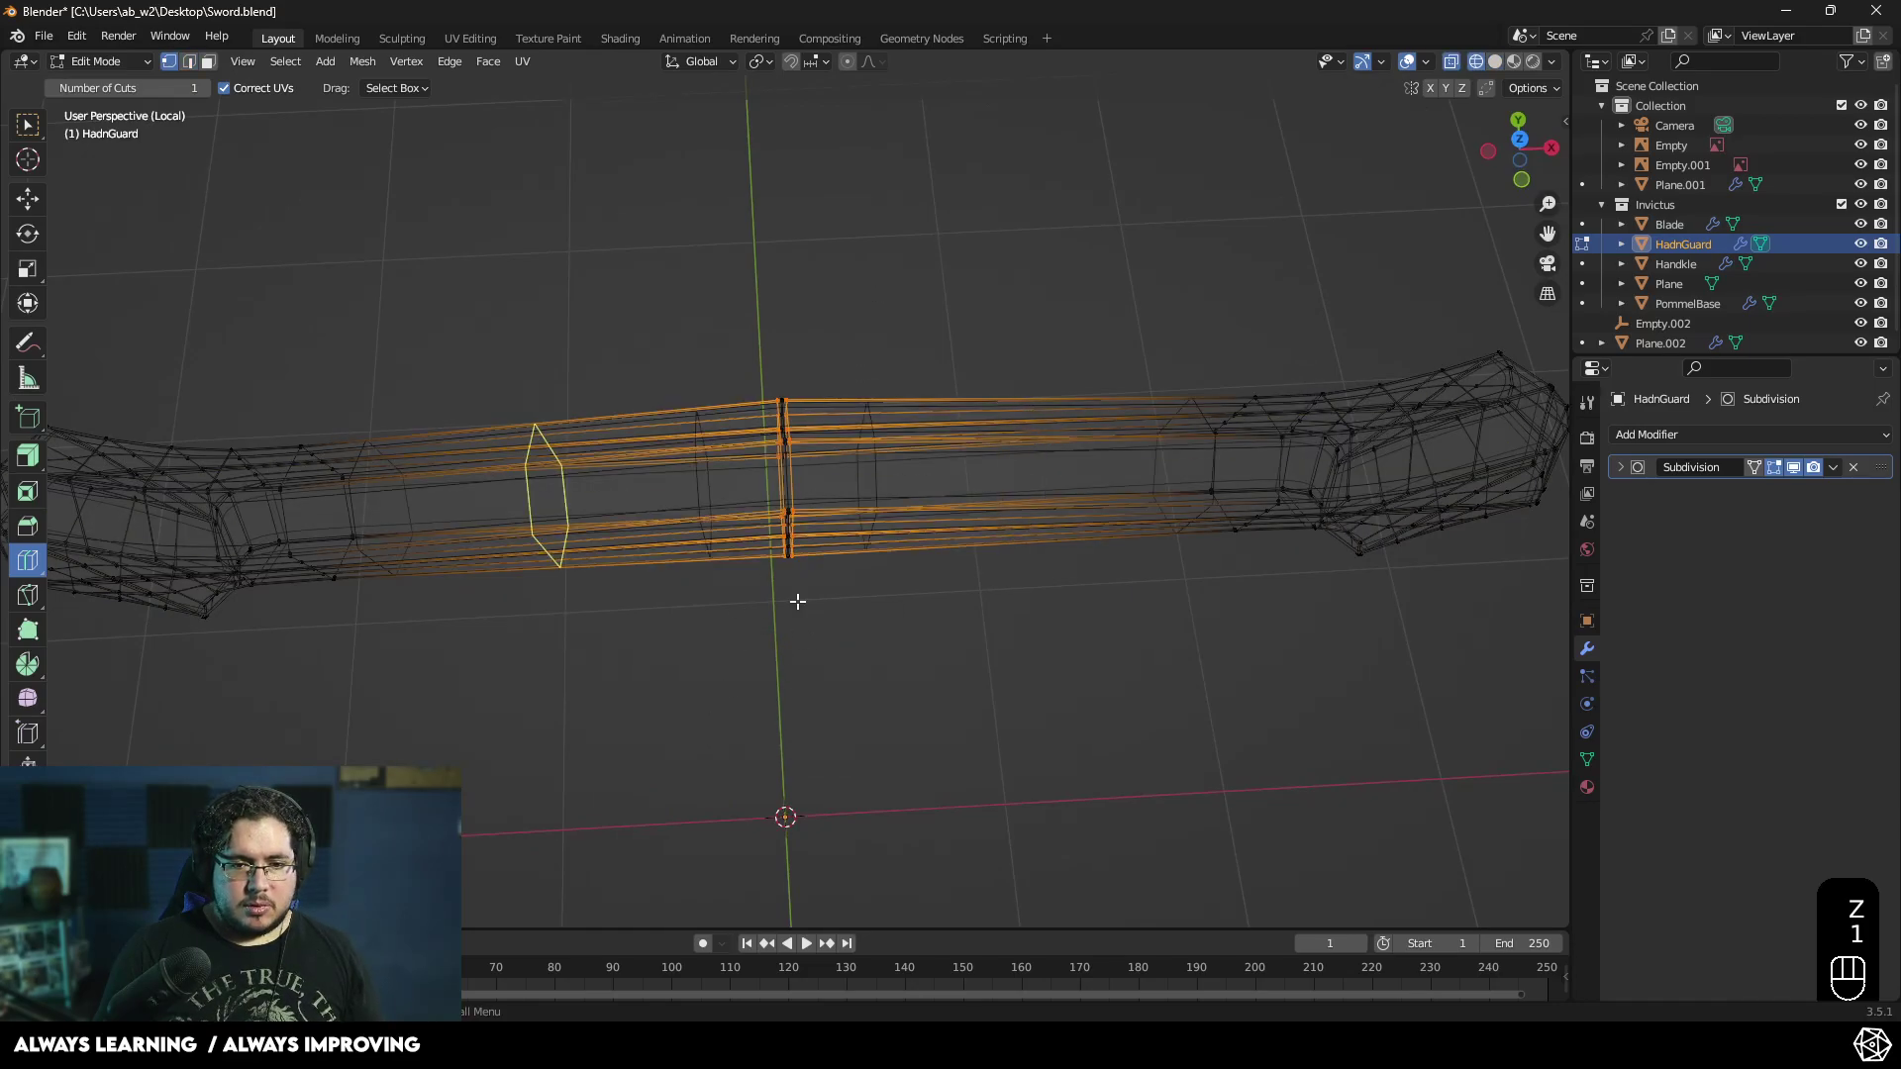
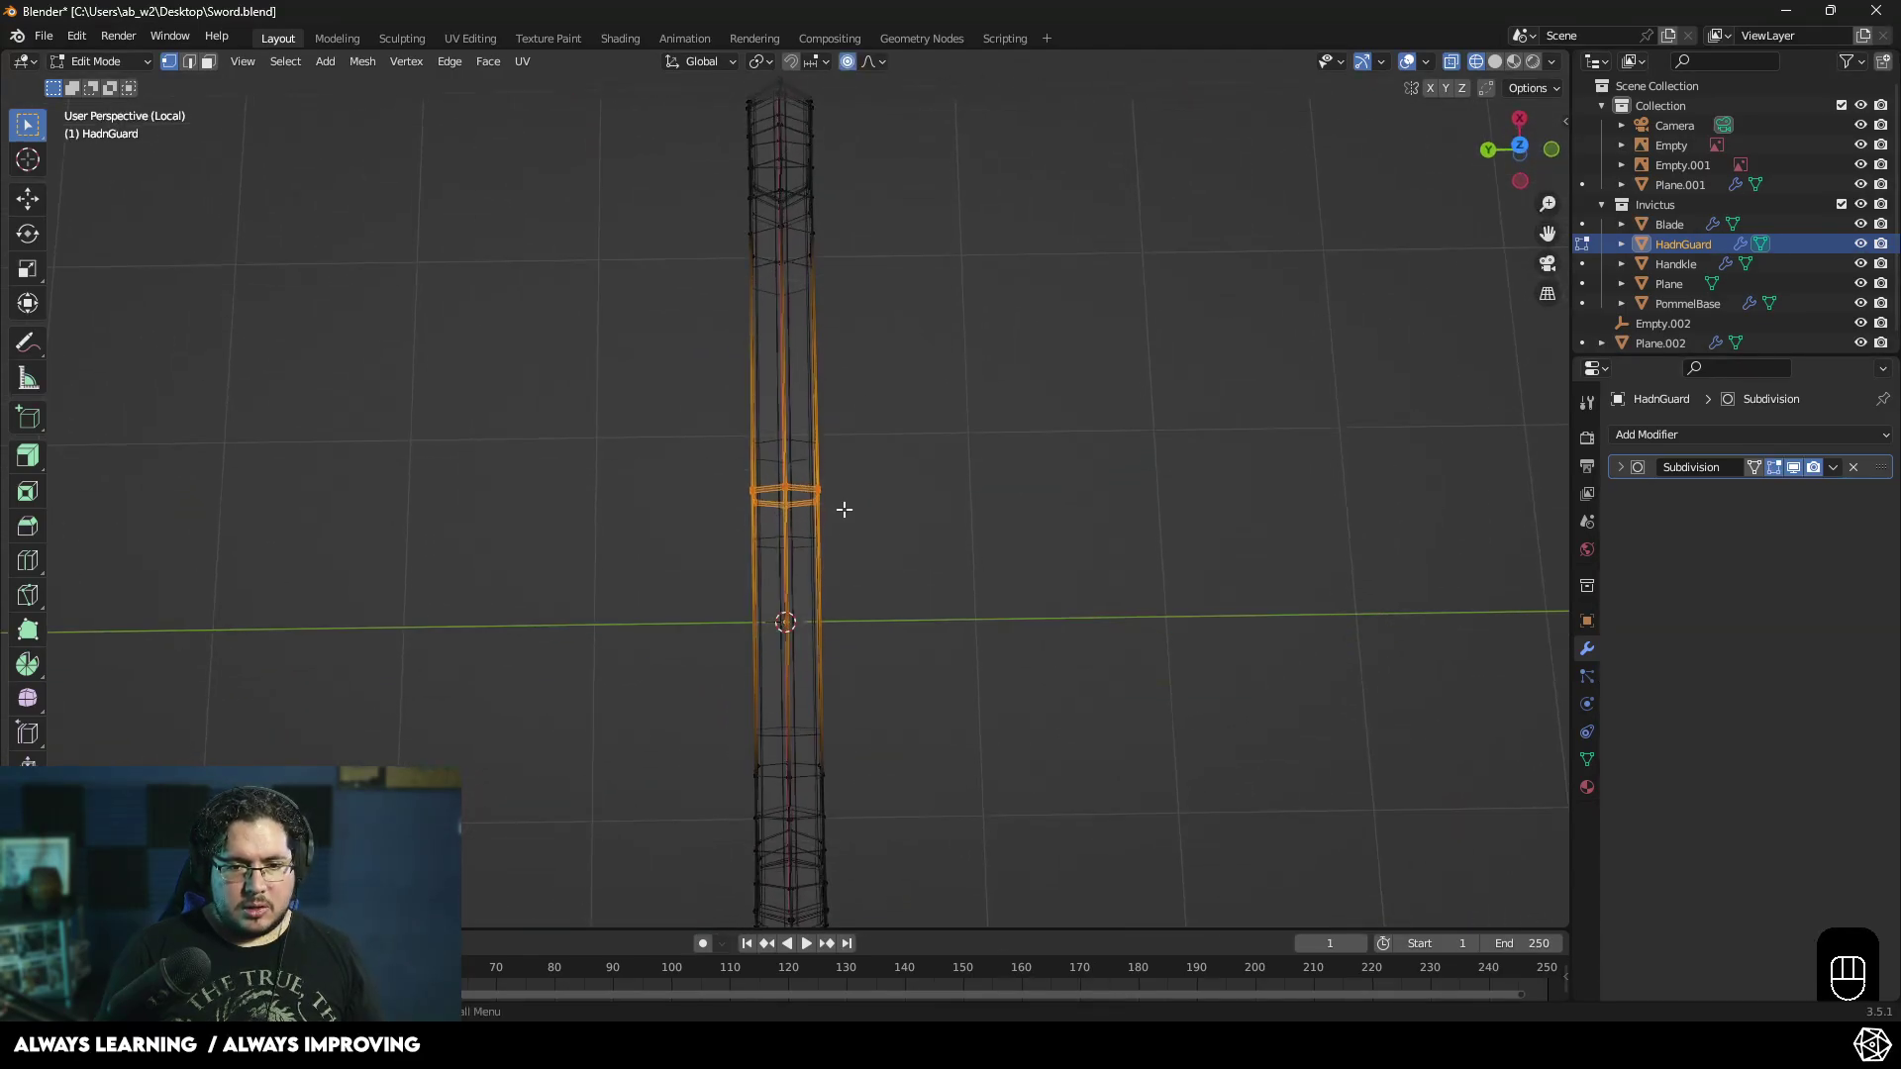
key(s)
key(y)
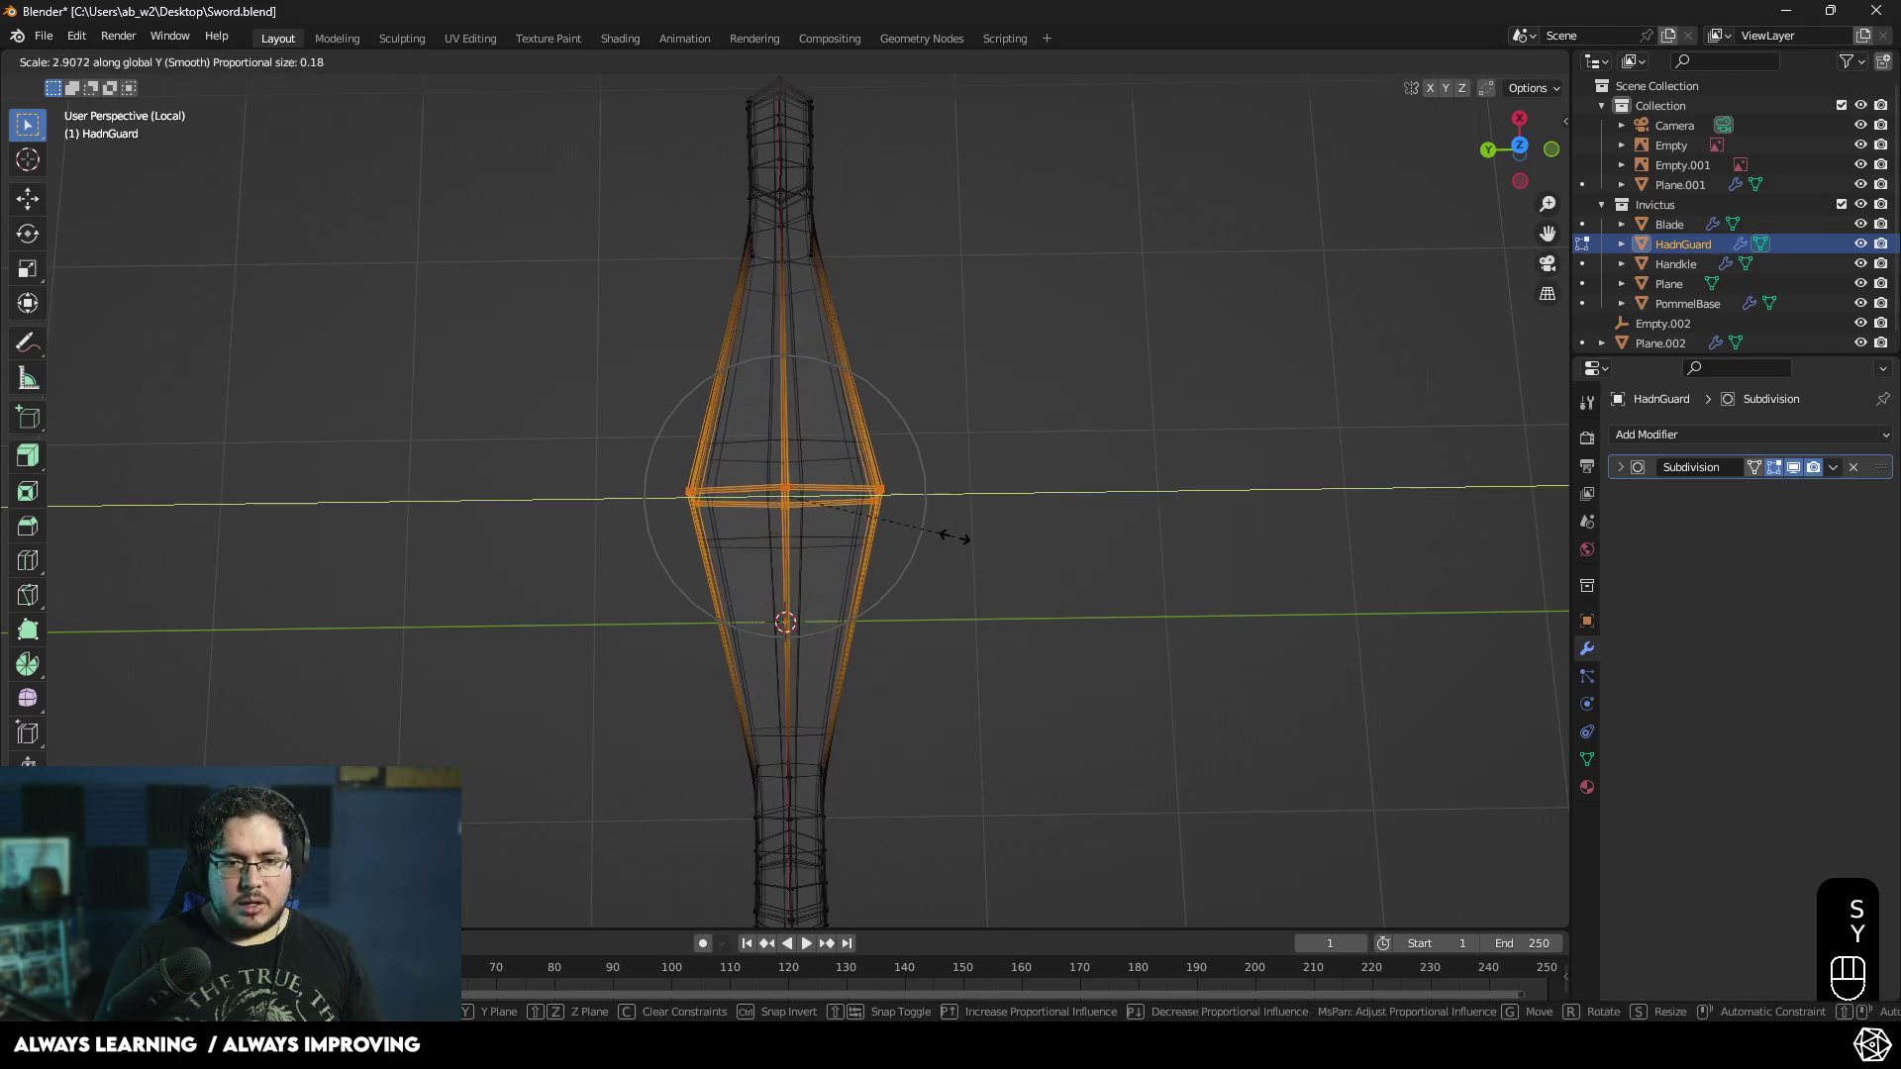
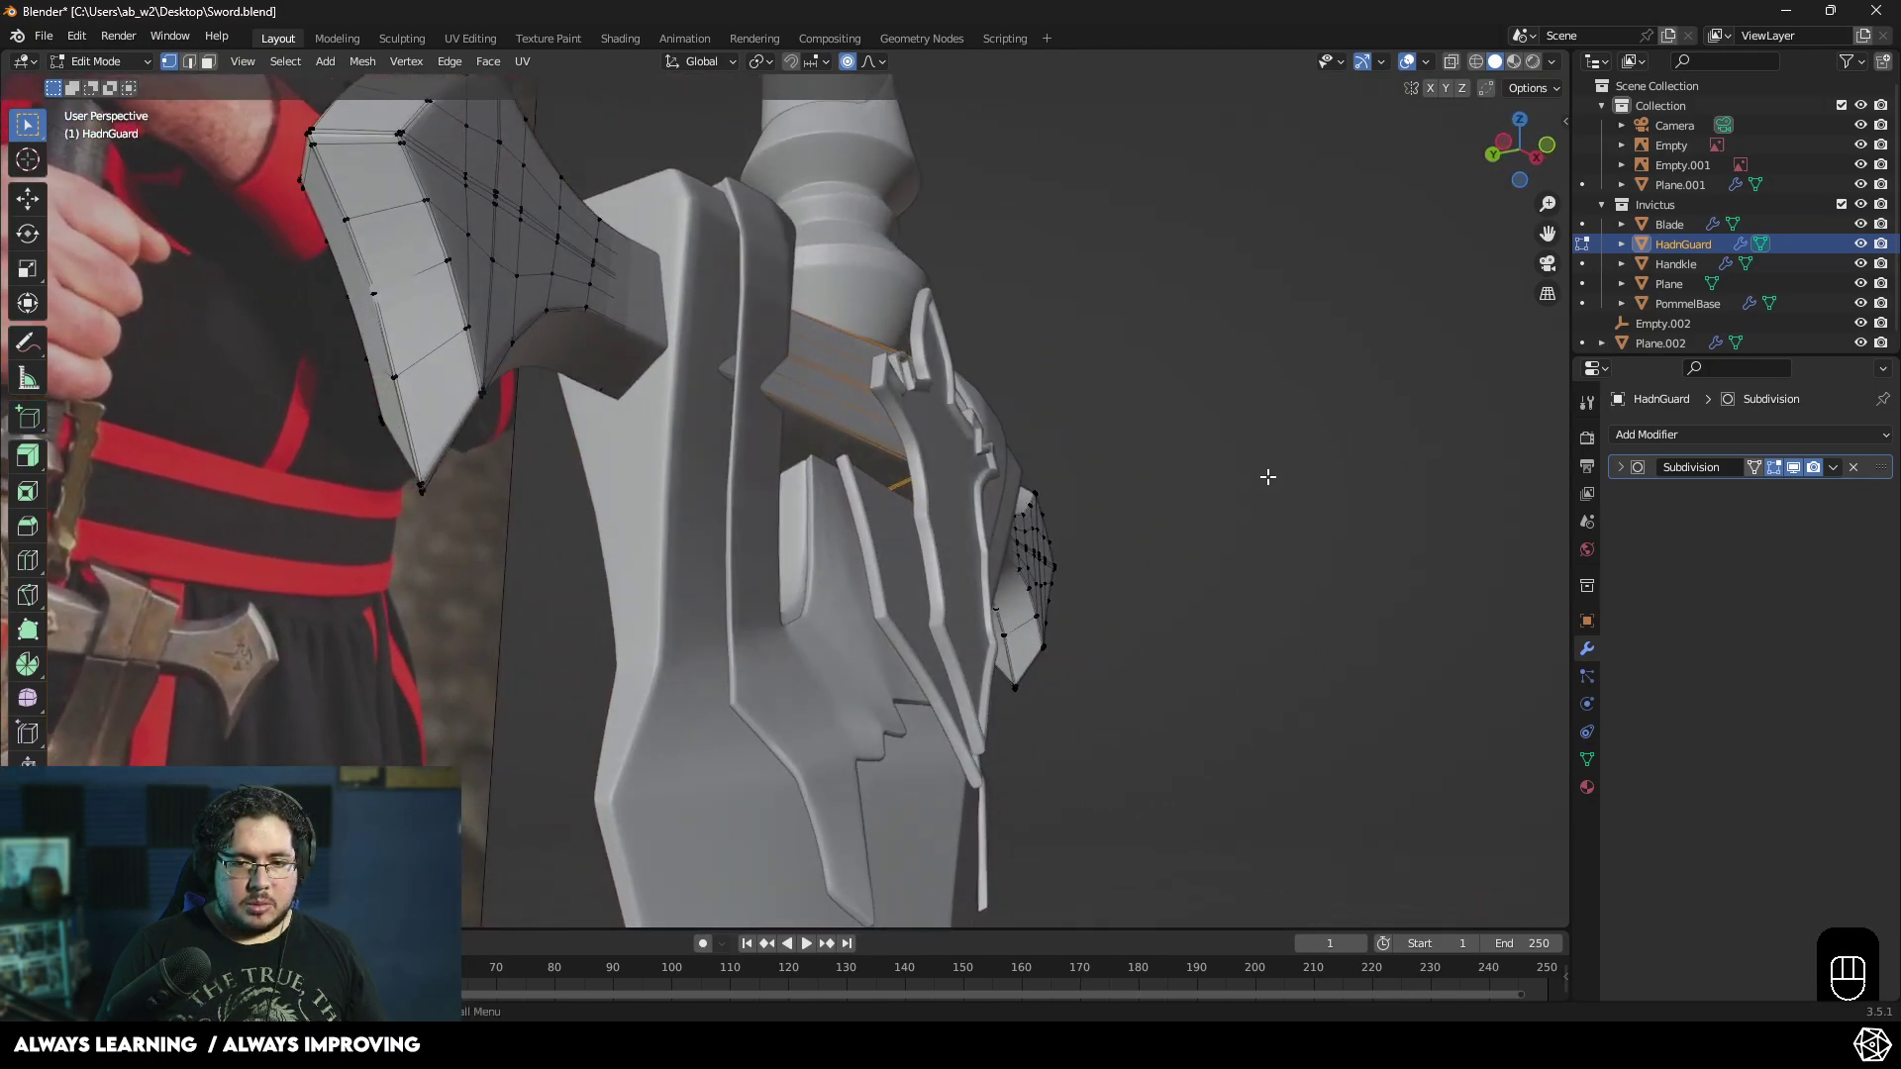
key(Tab)
- Orbit around the guard and select the mirrored trim piece Plane.001
middle_click(1212, 586)
click(1228, 607)
drag(1132, 585, 1131, 625)
middle_click(834, 378)
click(810, 584)
middle_click(919, 564)
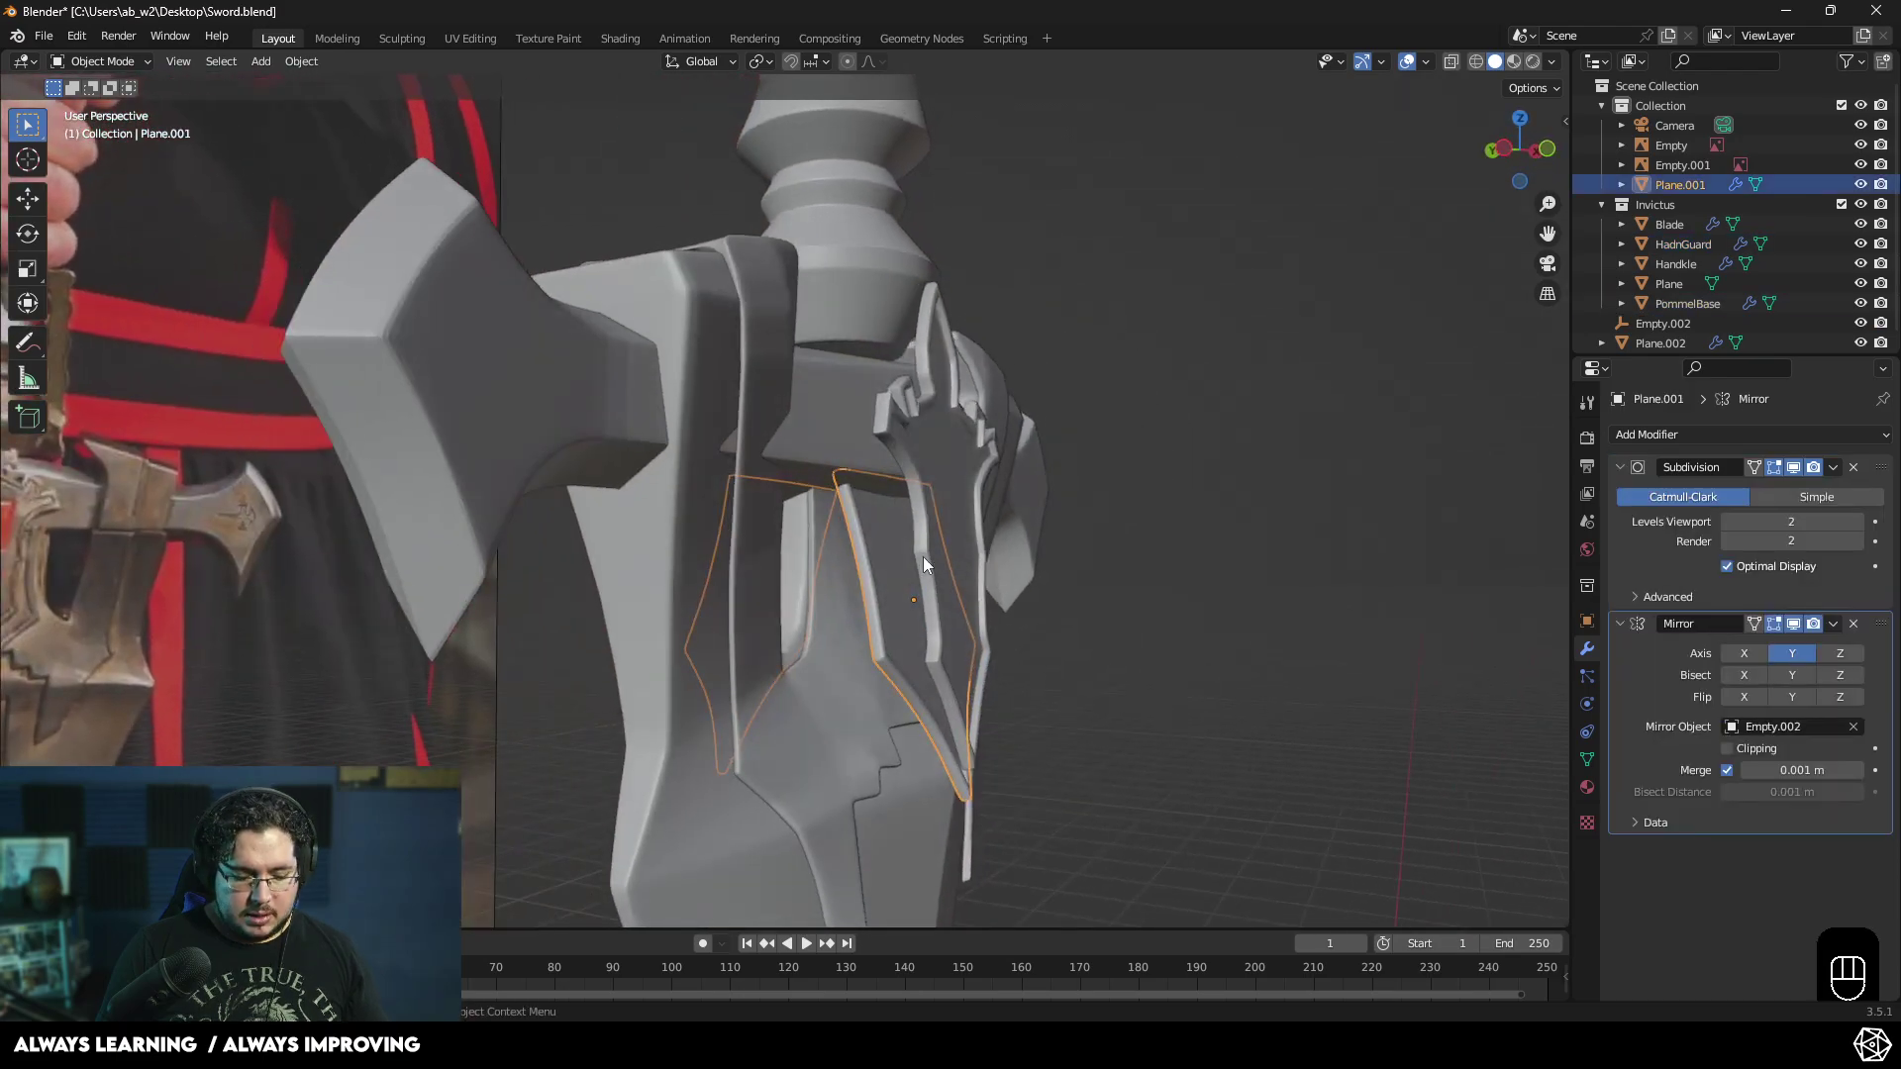
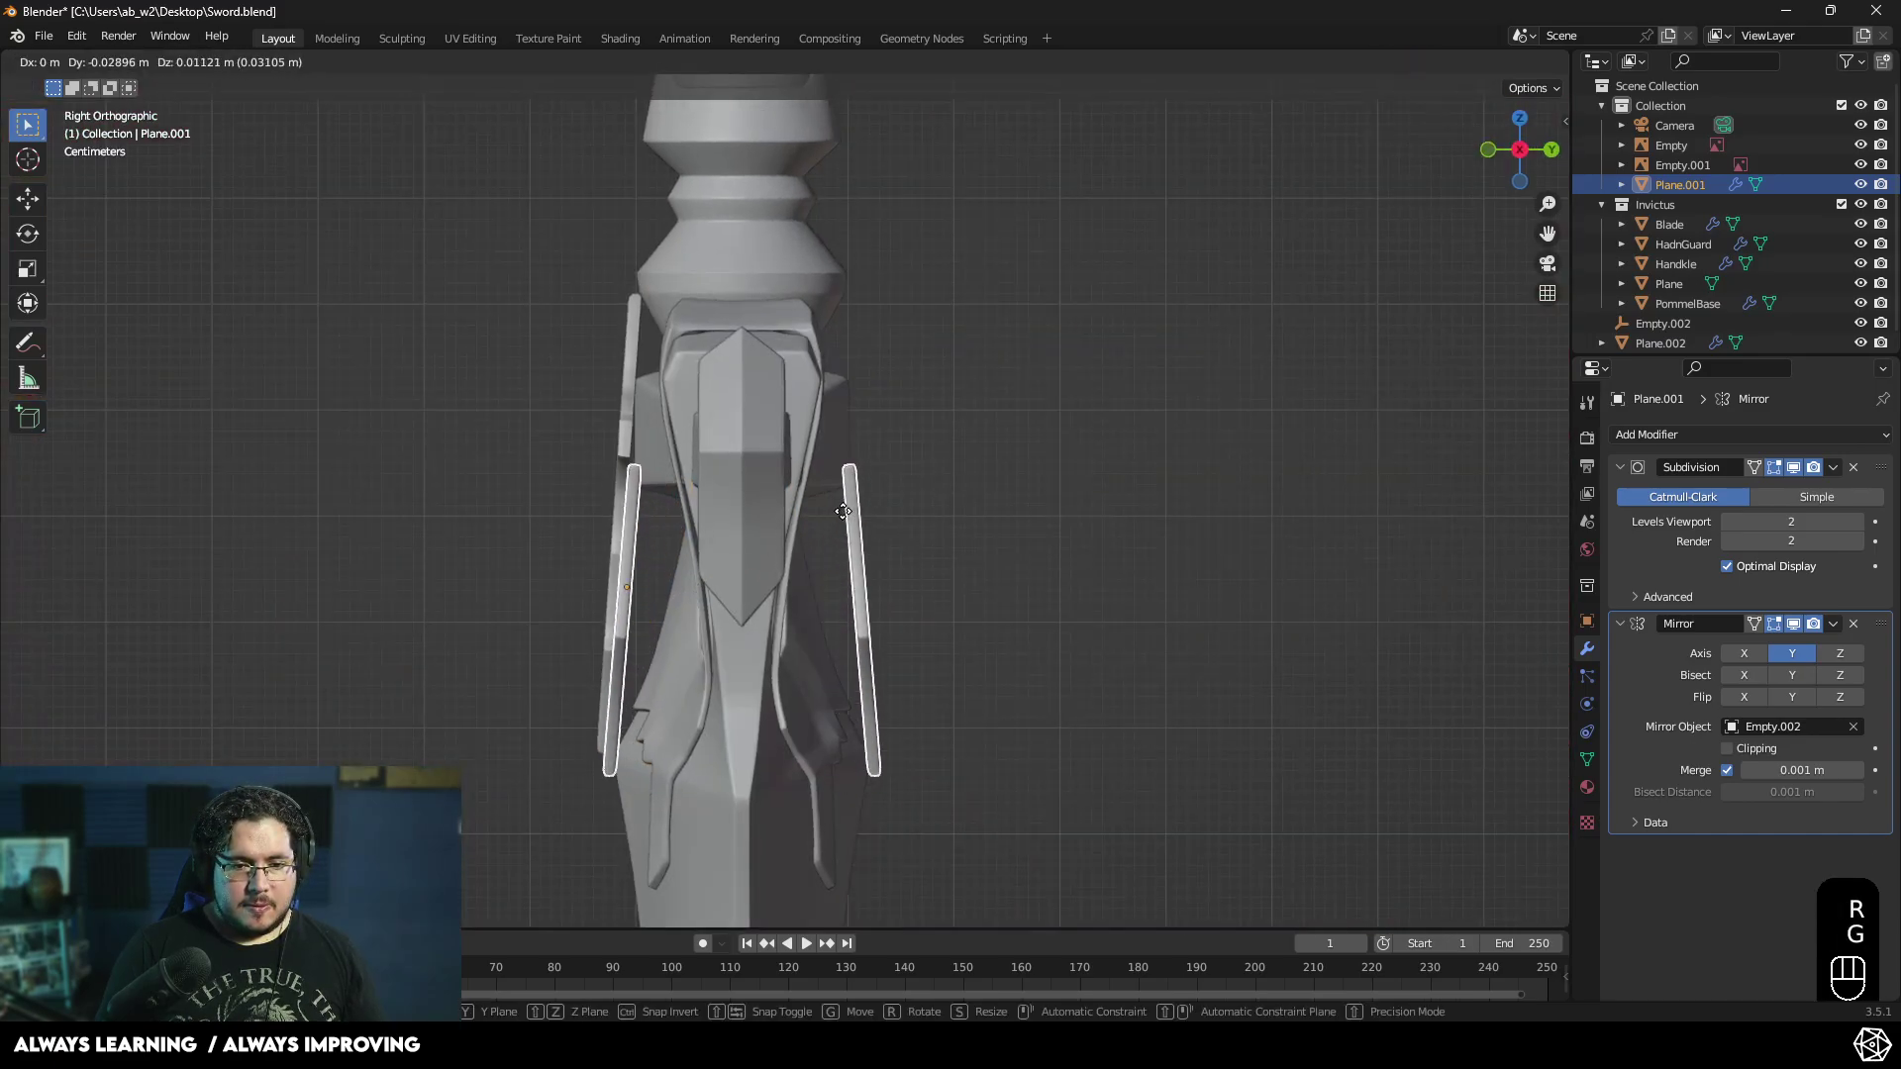
- Confirm Plane.001's nudged, roughly 10-degree tilted position and orbit to check it from the front
click(855, 517)
drag(951, 515, 1136, 539)
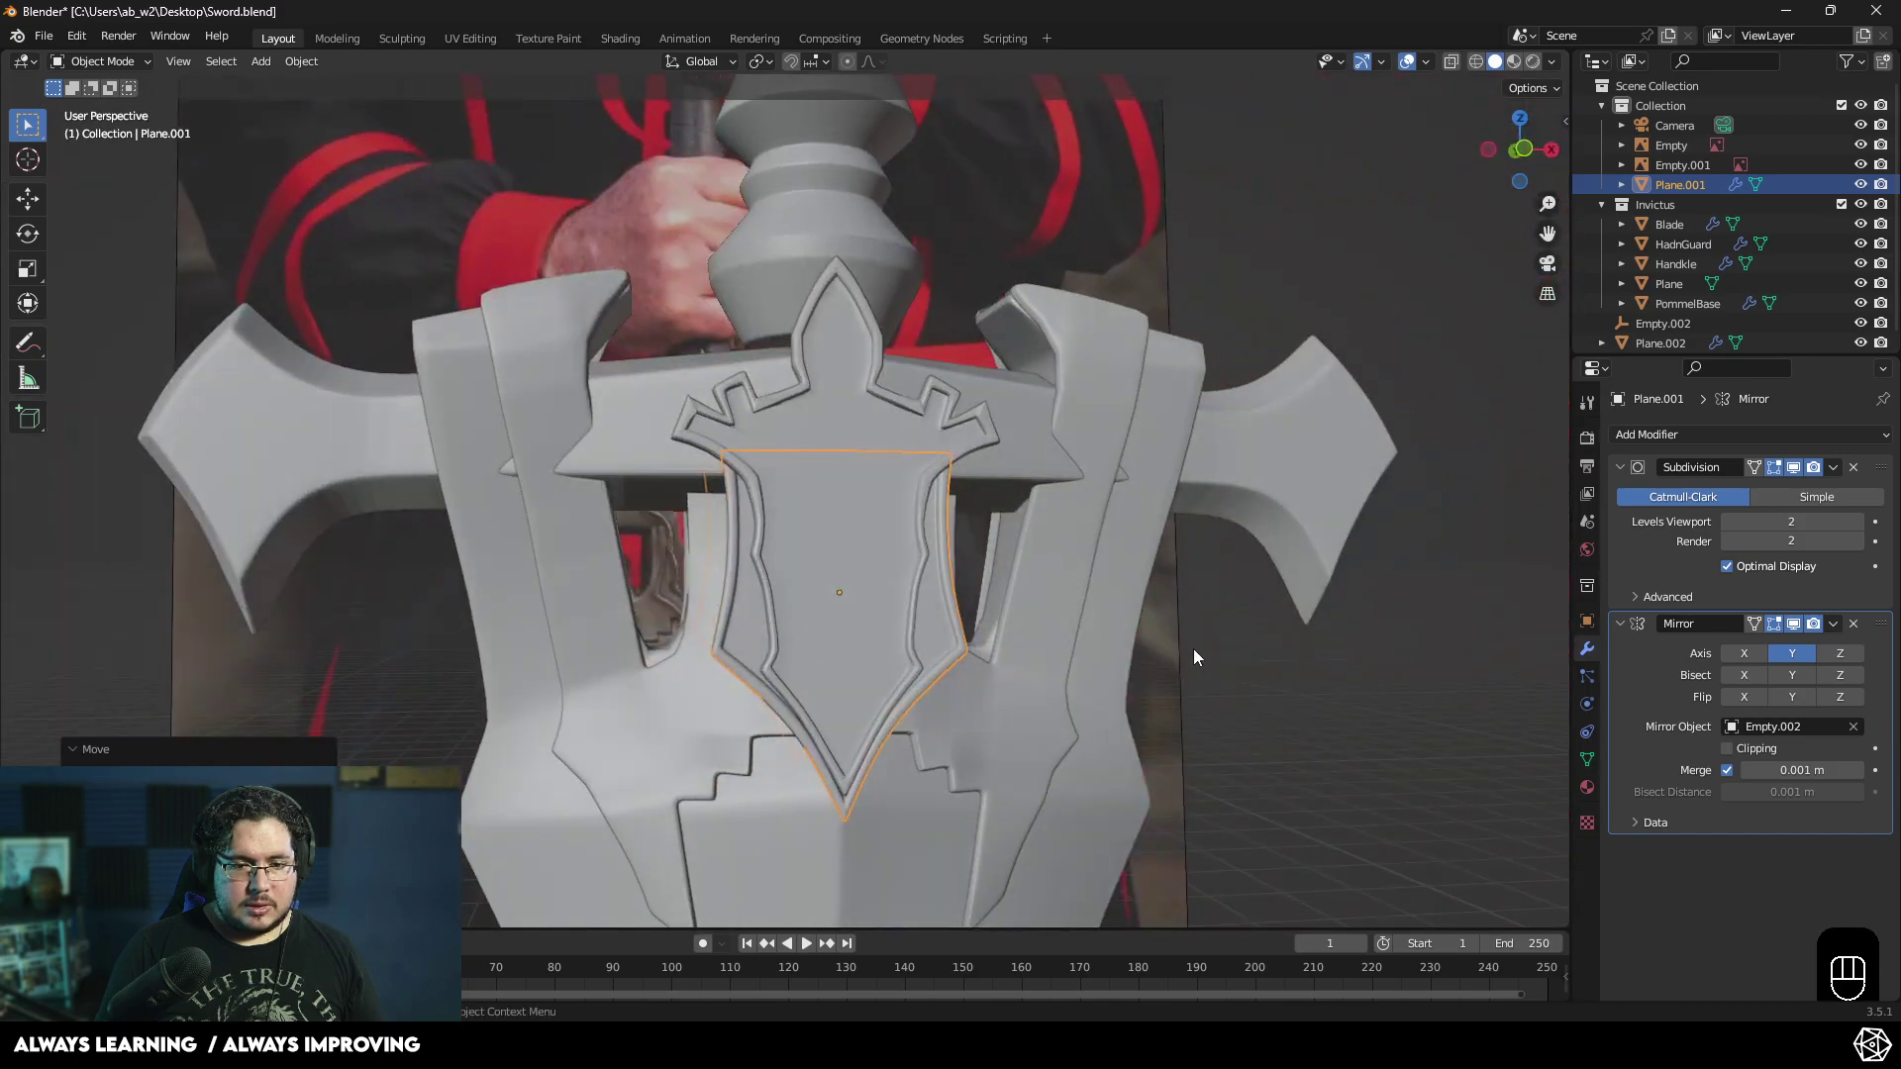
drag(1248, 700, 1309, 696)
drag(1235, 694, 1183, 705)
drag(898, 486, 804, 524)
drag(816, 526, 874, 530)
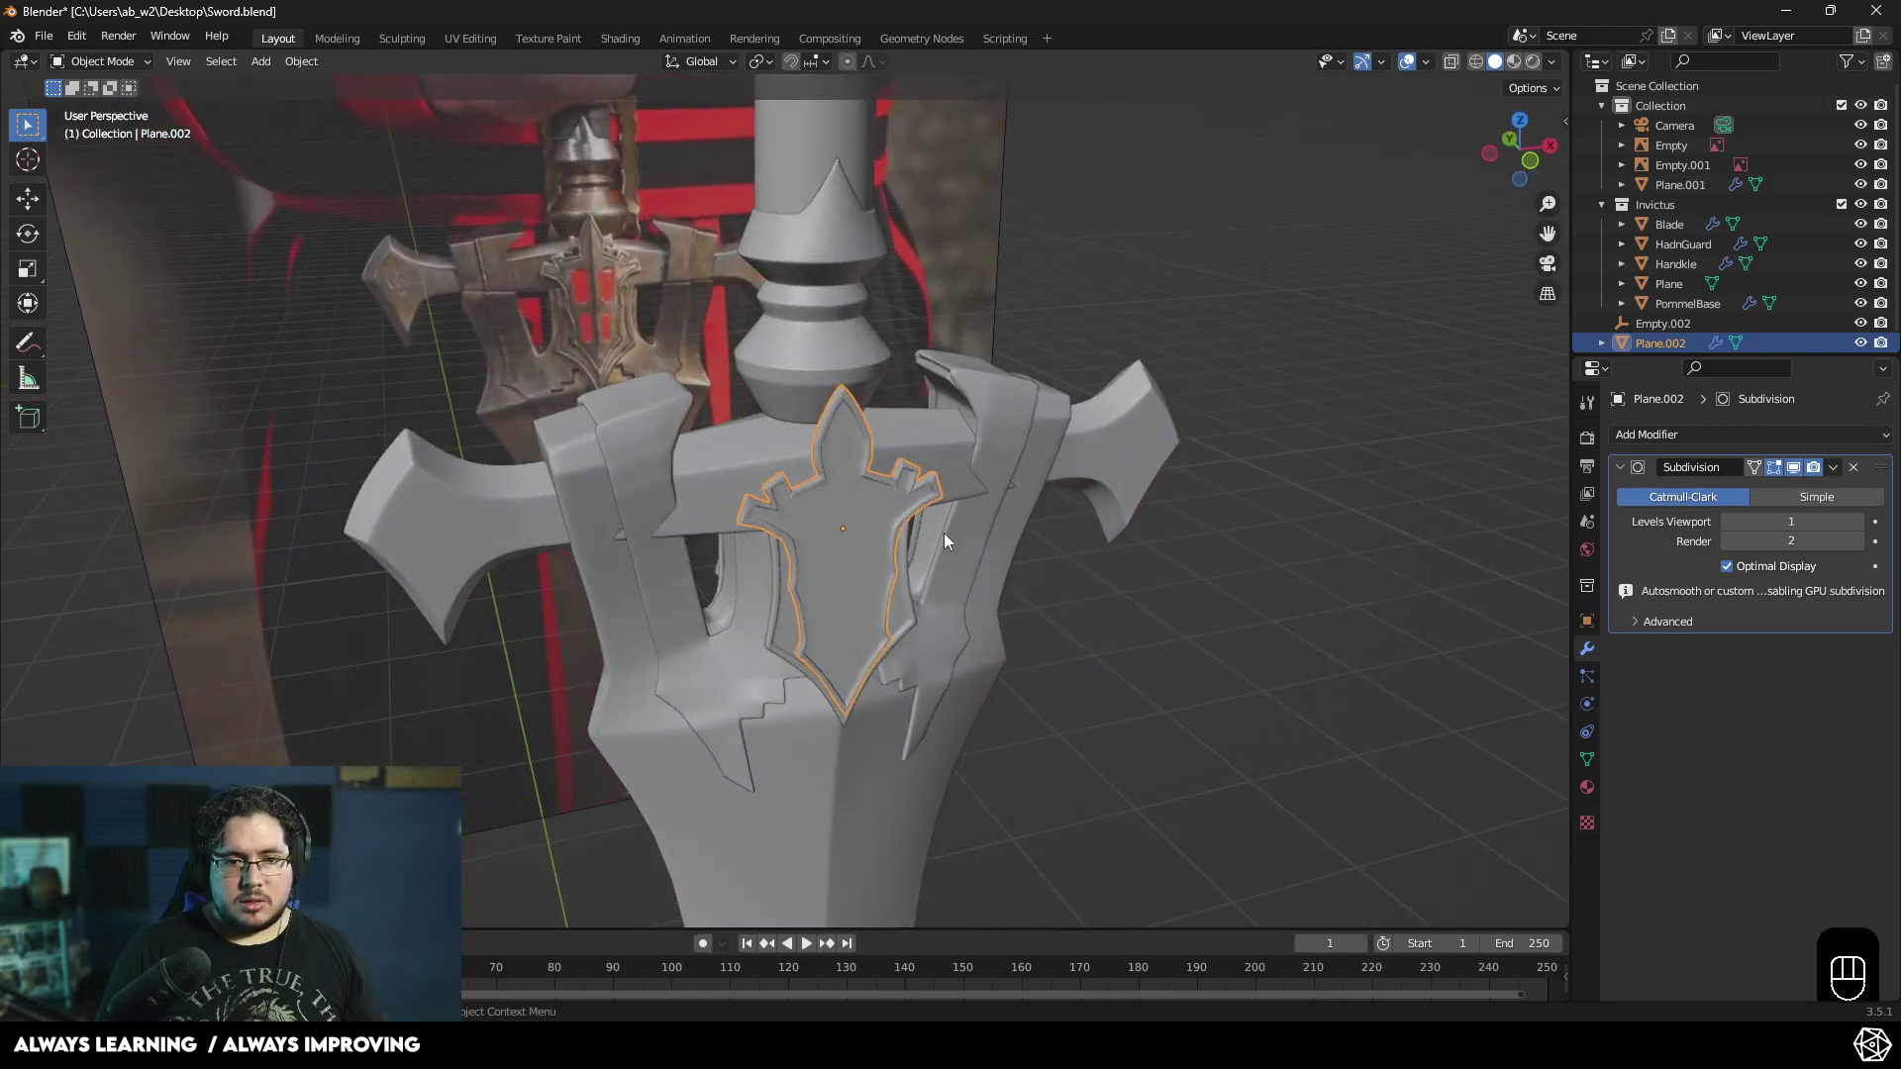
- View the emblem from the side and reselect Plane.002, dismissing a stray add menu
drag(959, 539, 1095, 528)
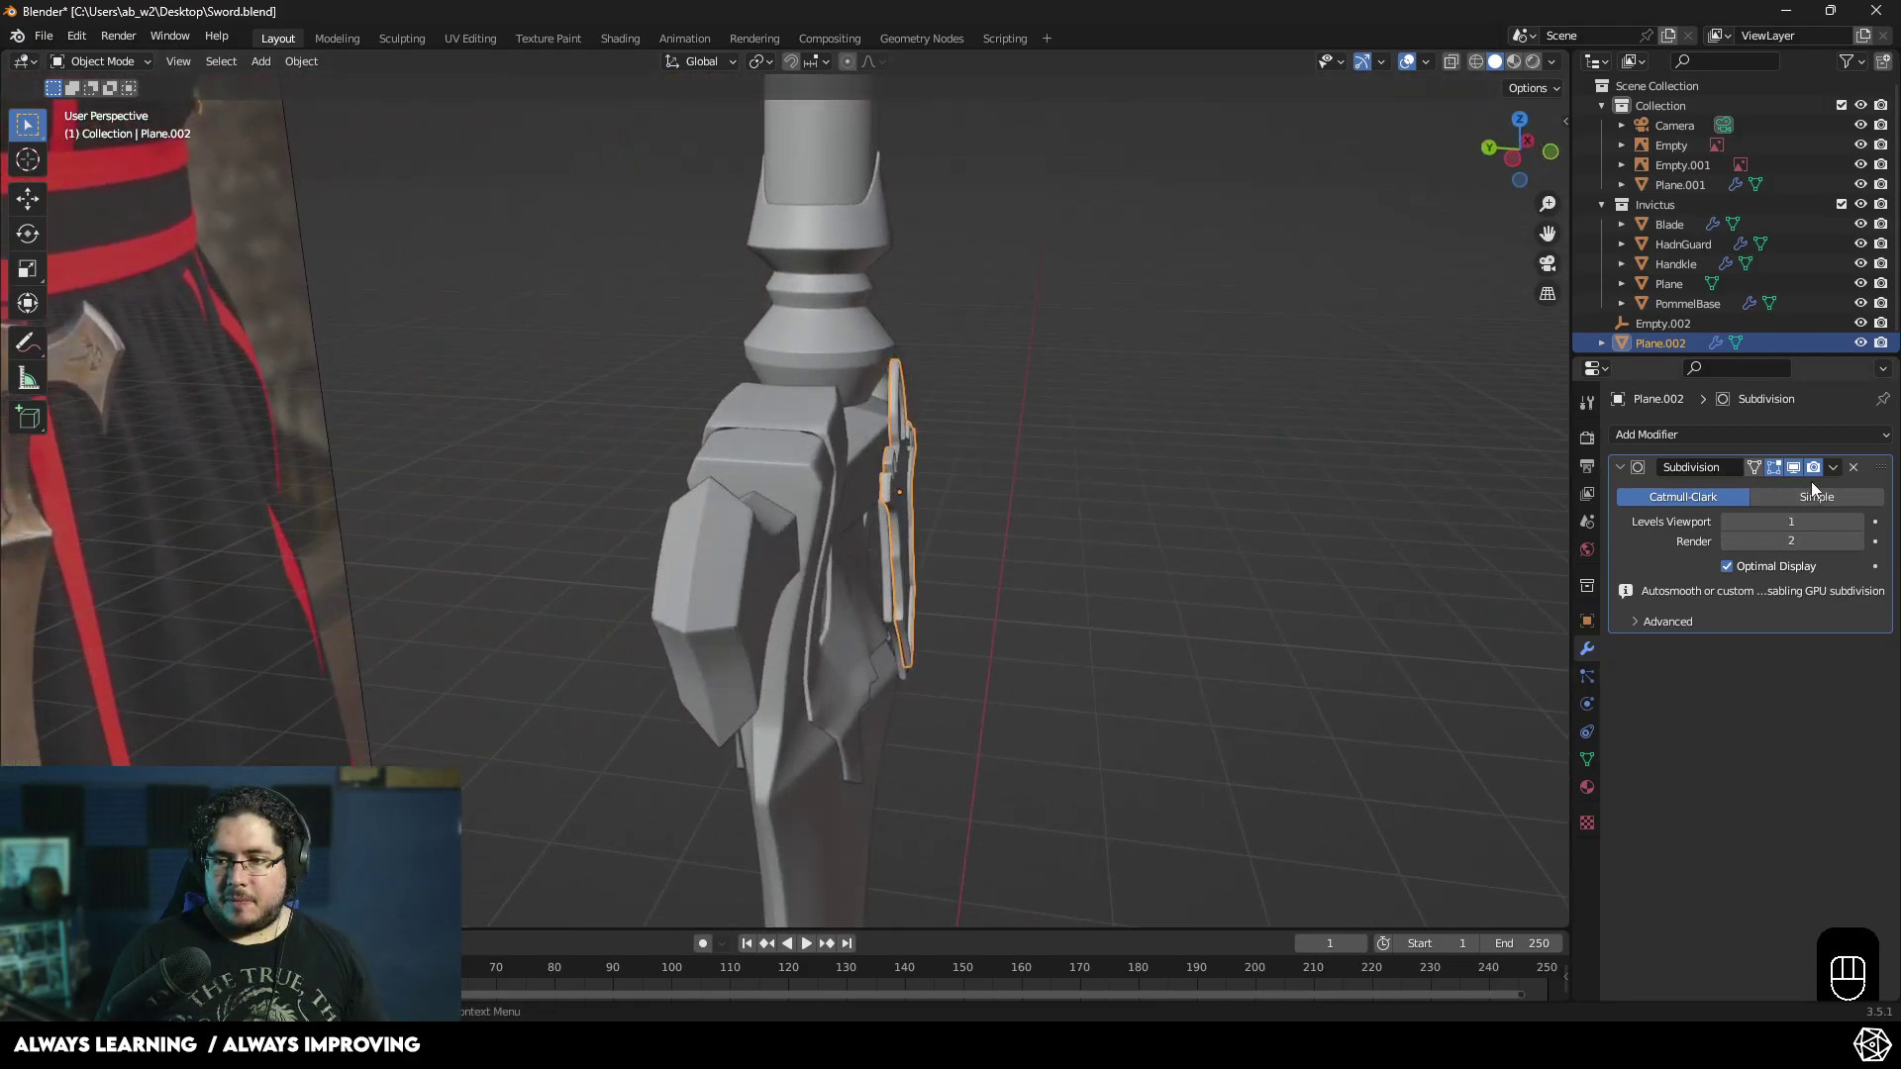
drag(1805, 434, 1145, 601)
click(1068, 586)
click(920, 516)
middle_click(950, 511)
key(shift+a)
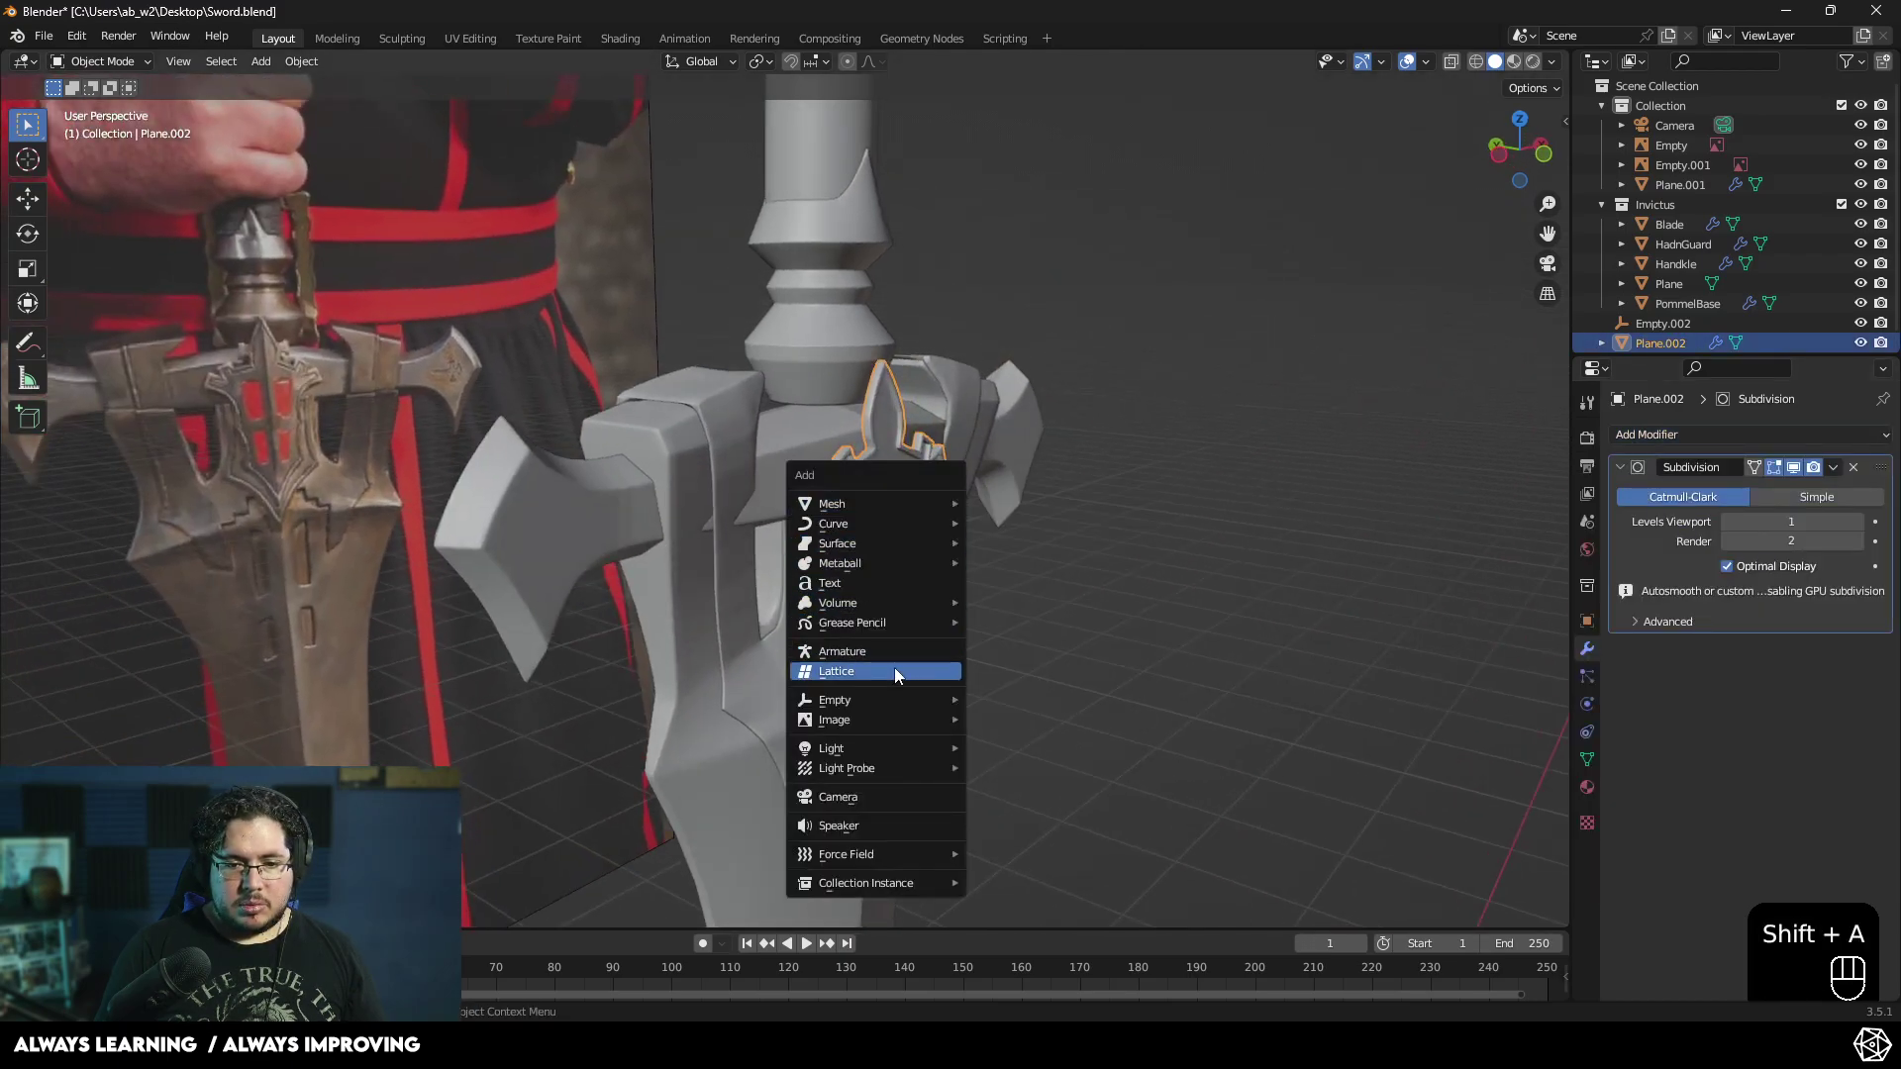
key(ctrl+a)
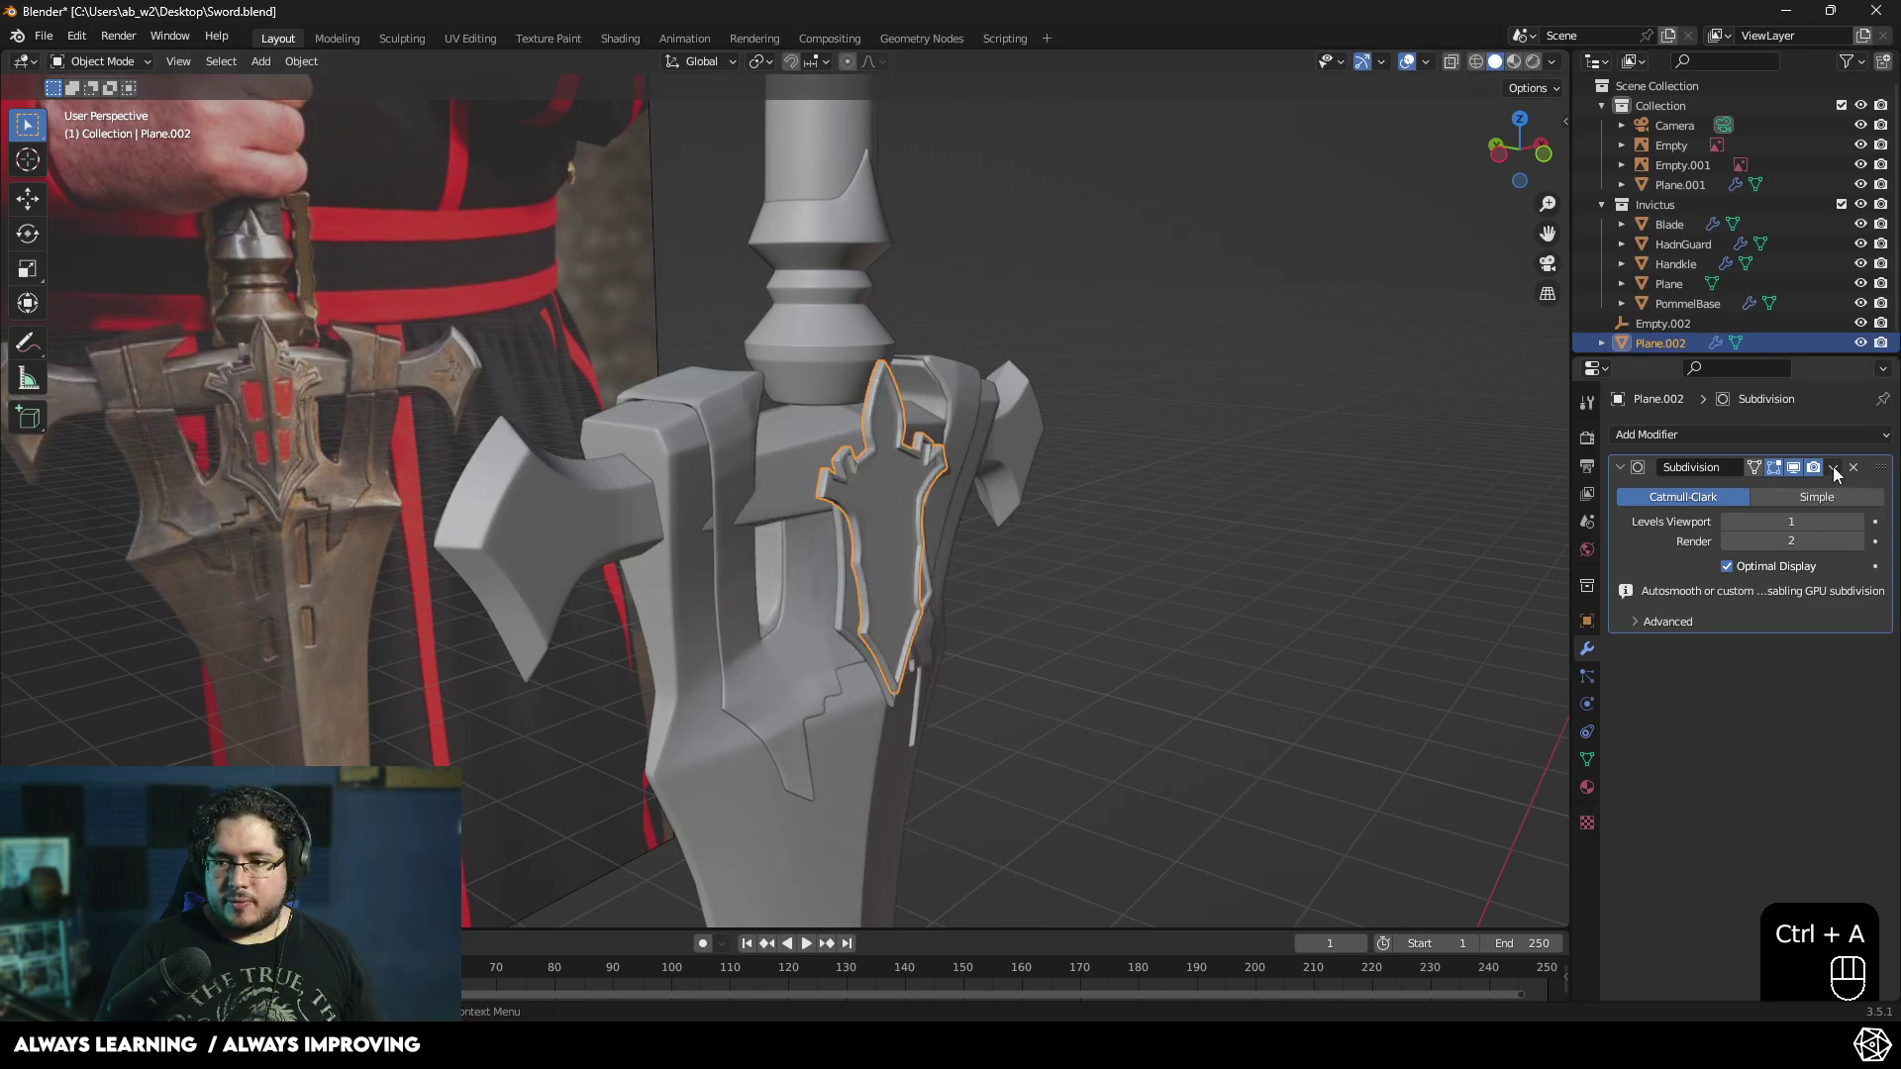
- Add a Mirror modifier to Plane.002 with Empty.002 as mirror object and the Y axis enabled
click(1846, 472)
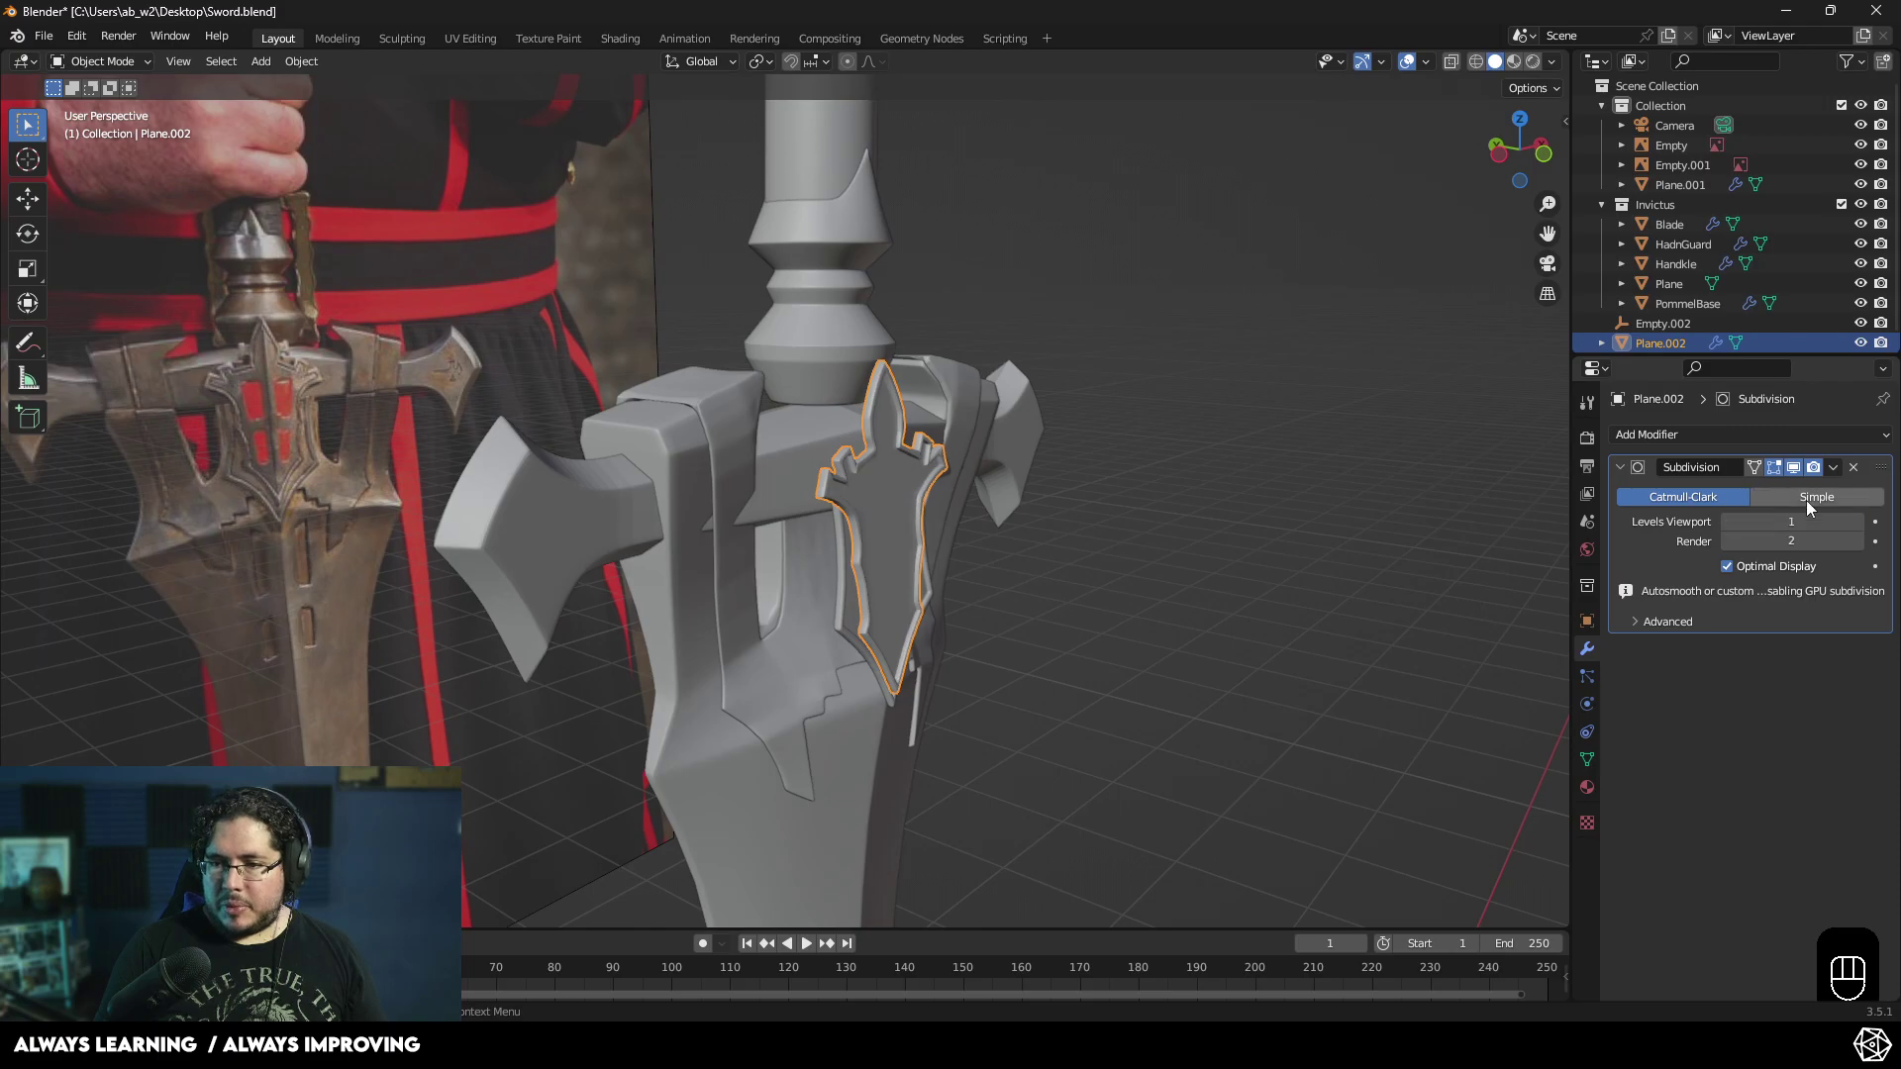
drag(1692, 439, 1525, 661)
click(1871, 759)
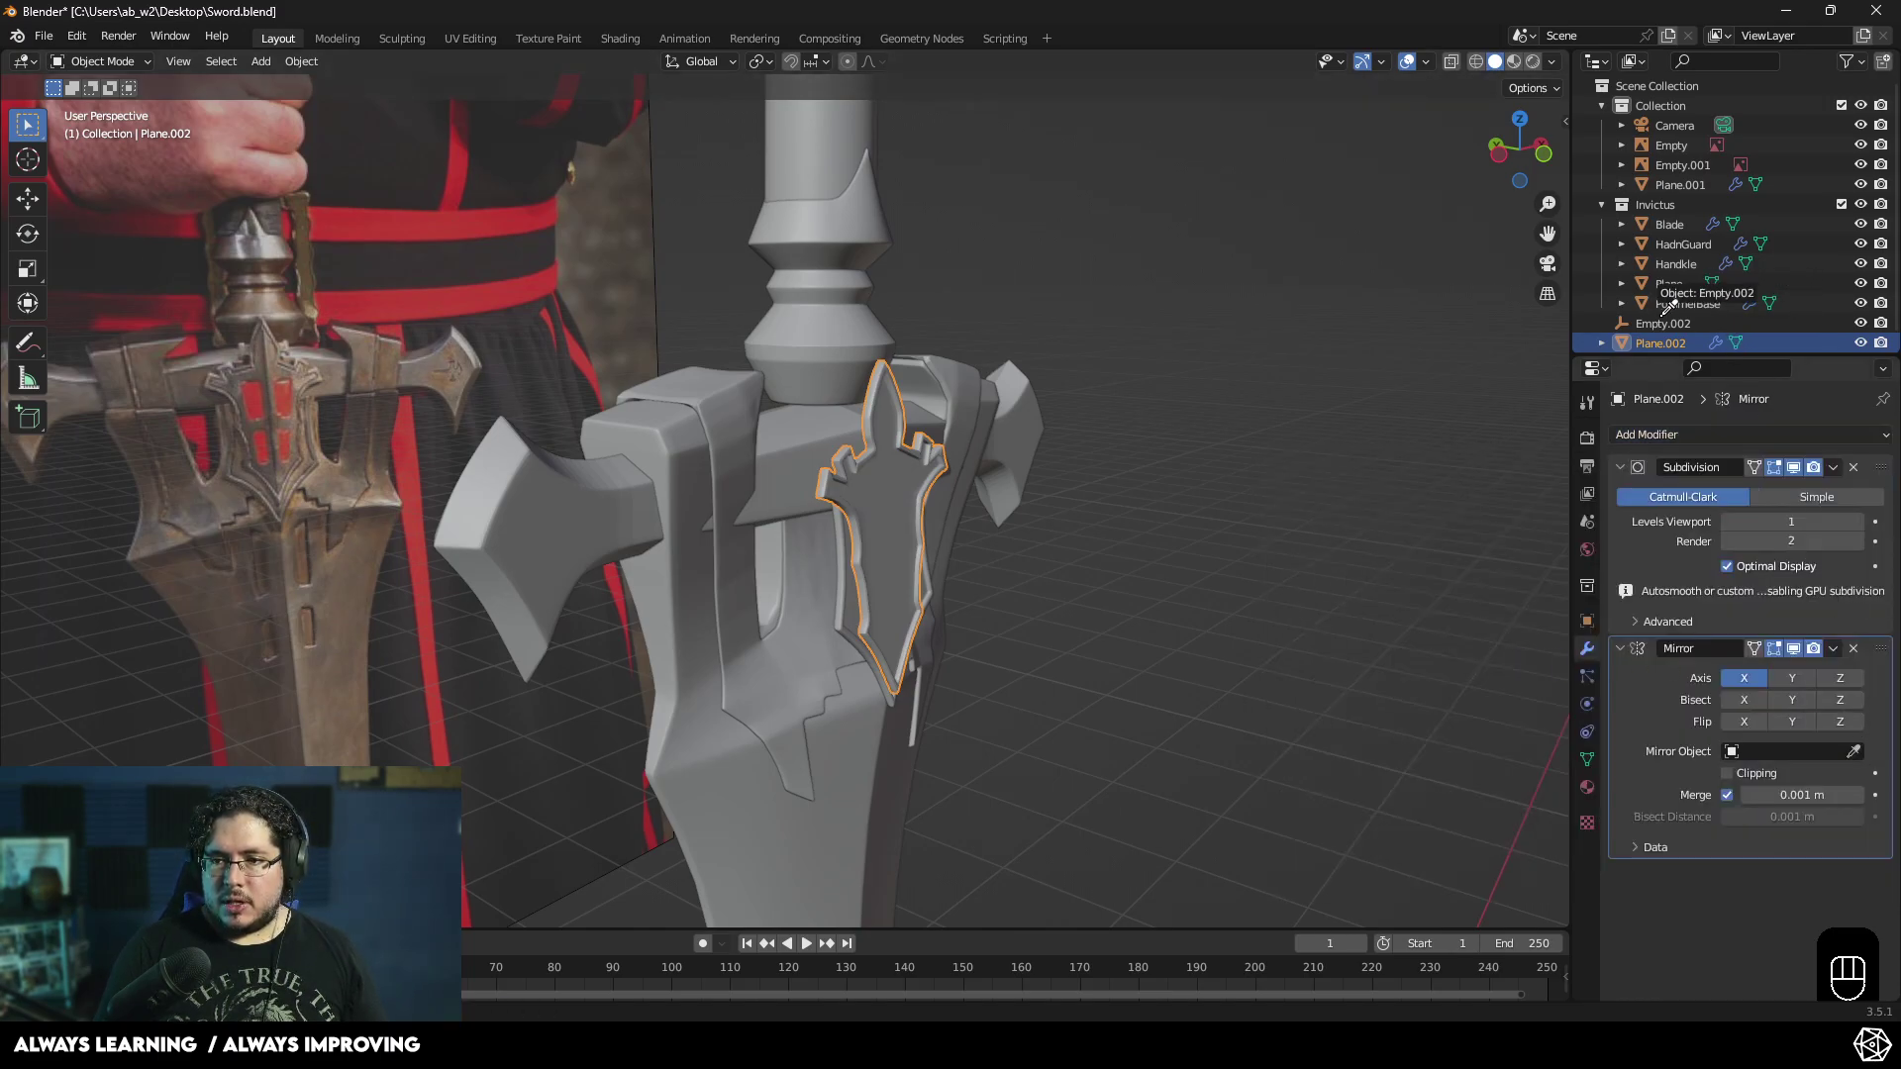
click(1803, 681)
click(1759, 680)
drag(986, 613, 1102, 584)
click(1110, 580)
- Zoom out to see the mirrored emblem on both guard faces, then select the blade
drag(1146, 642, 877, 657)
drag(897, 535, 905, 506)
drag(877, 569, 874, 621)
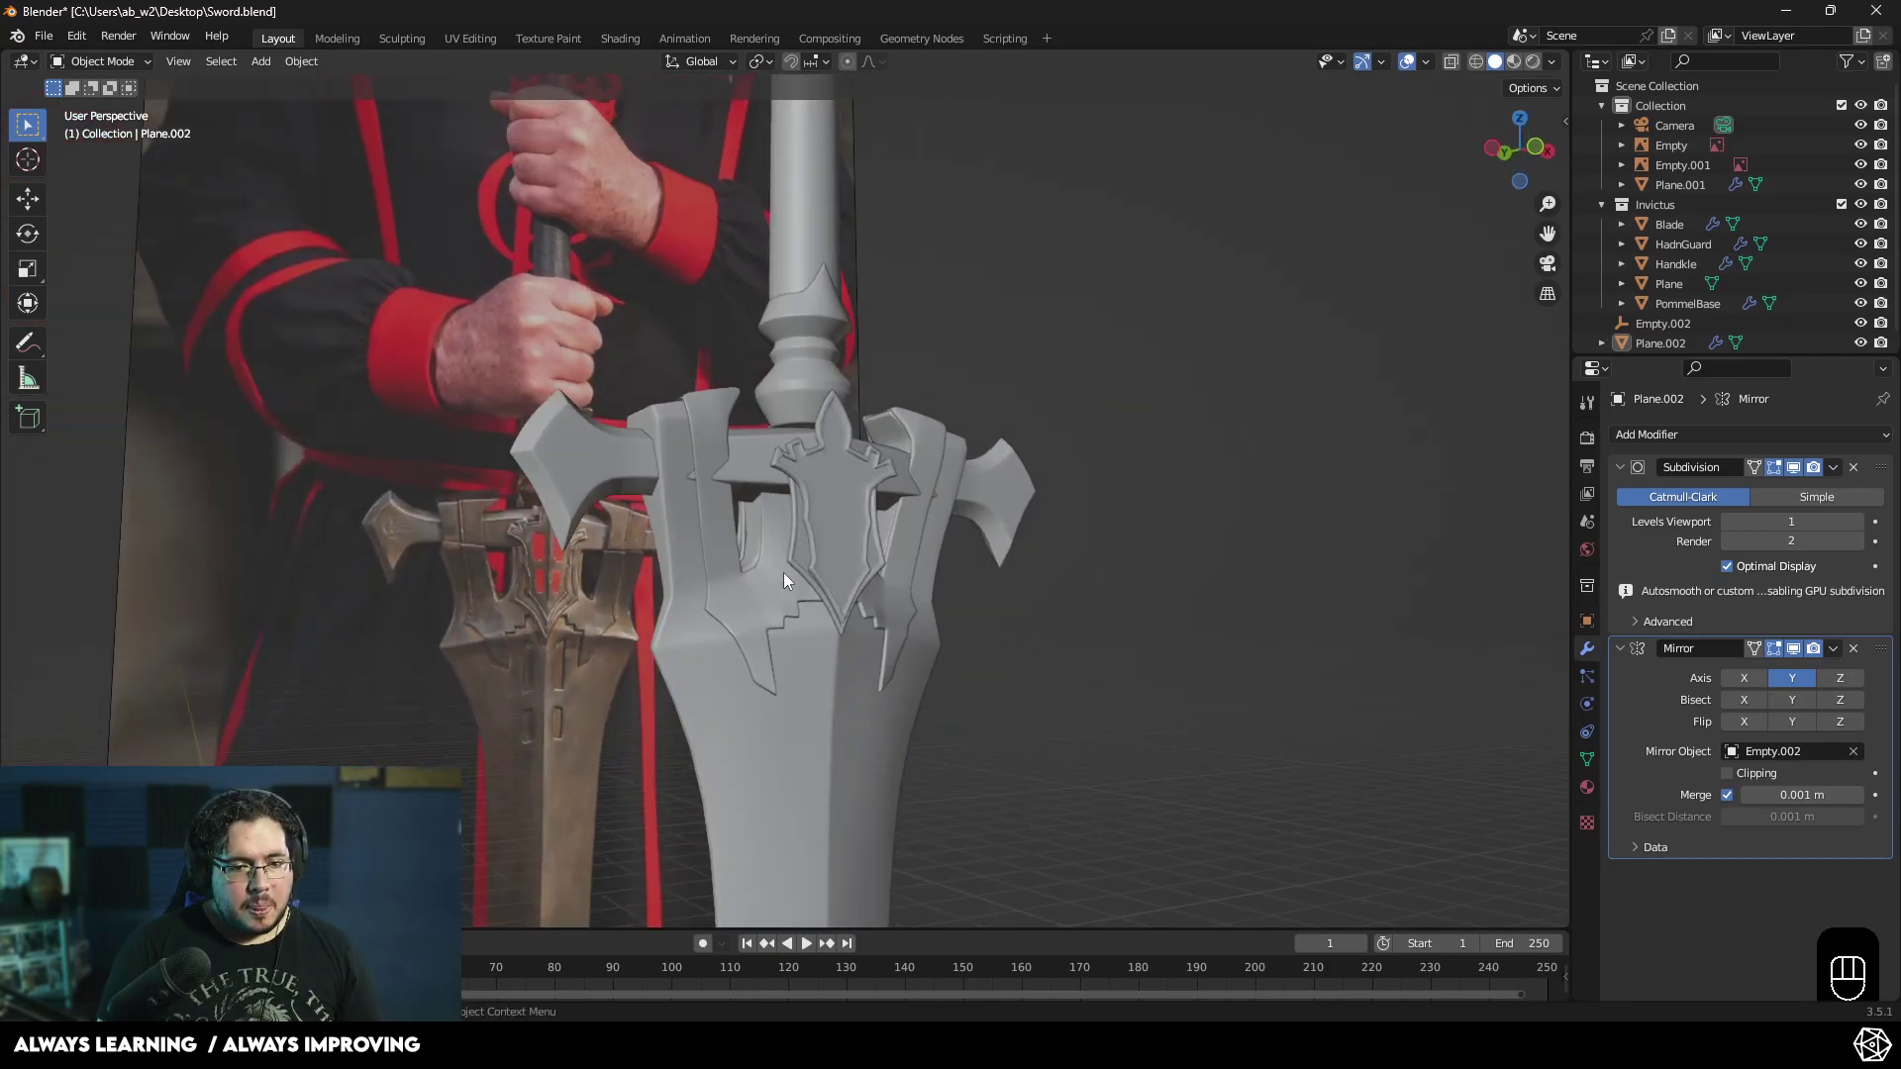
drag(845, 664, 876, 668)
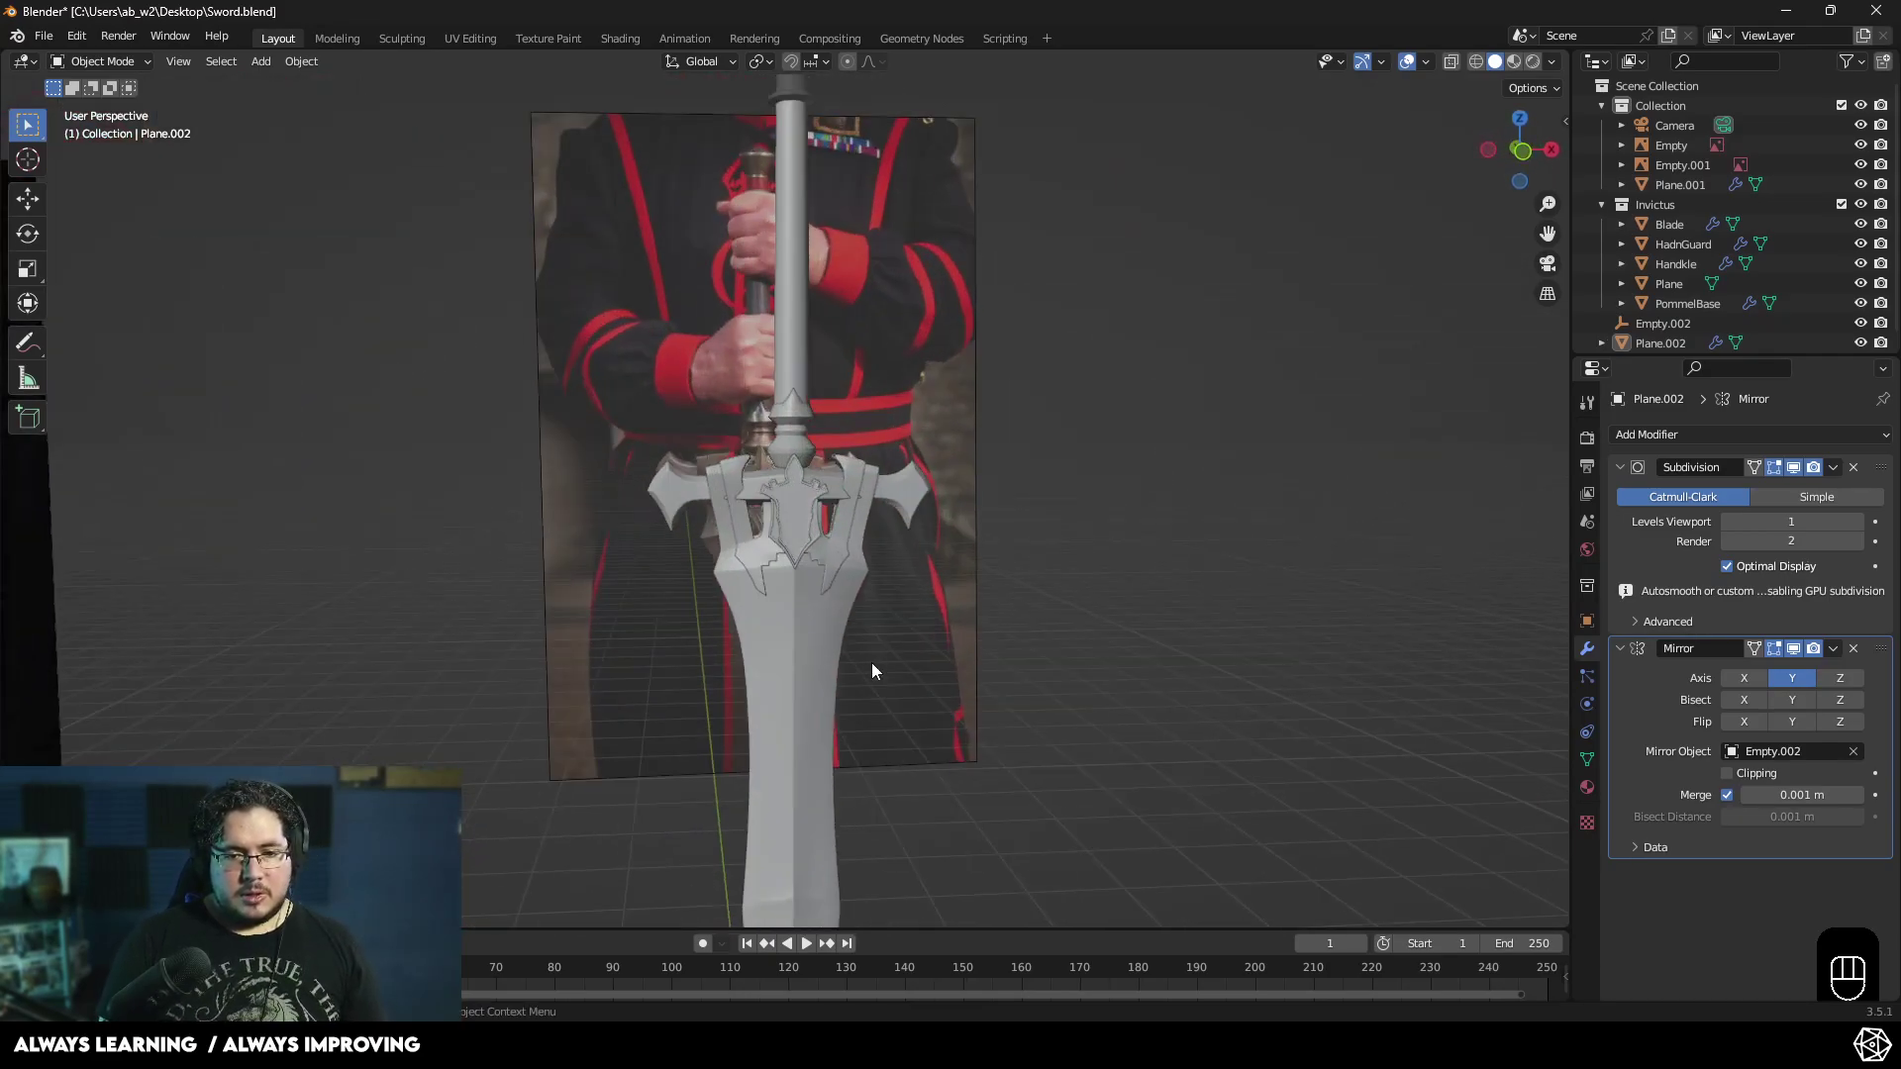
drag(881, 674, 962, 649)
middle_click(991, 579)
click(927, 593)
drag(1056, 668, 971, 686)
middle_click(977, 629)
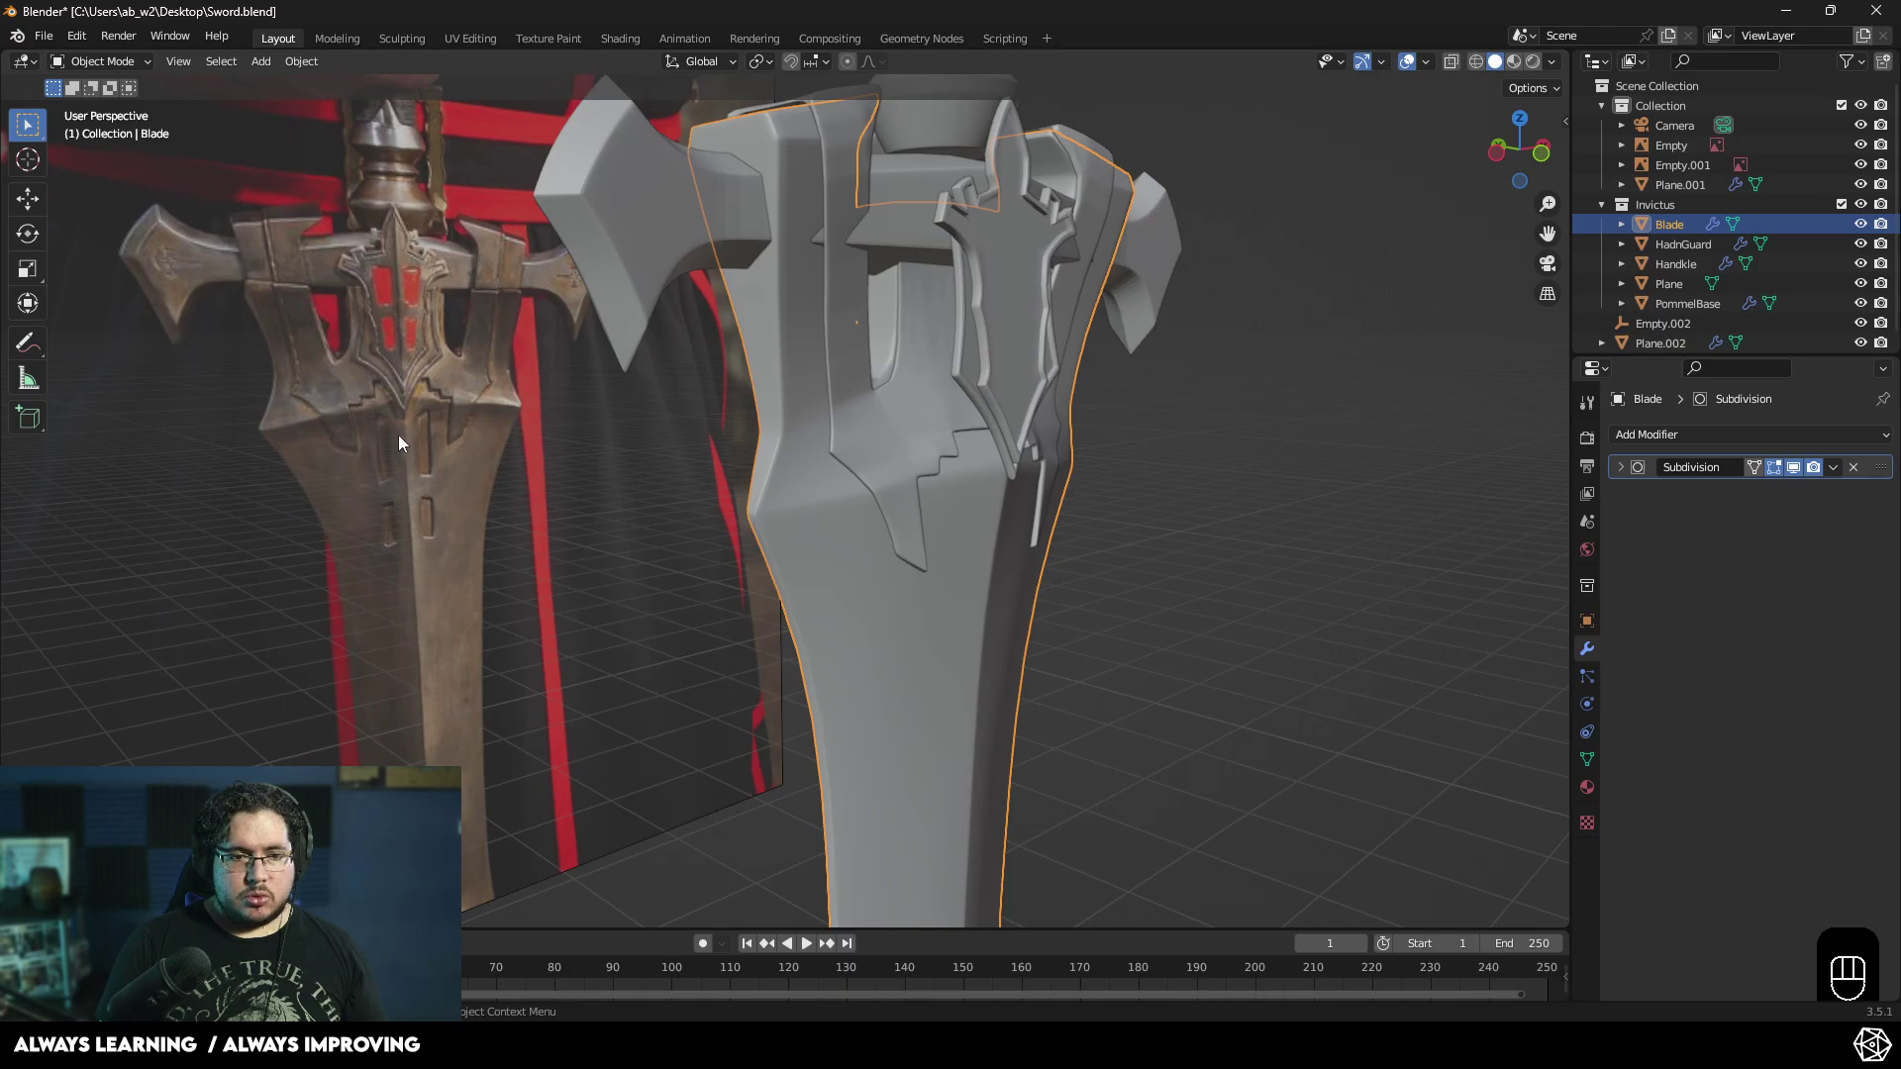
middle_click(1013, 381)
middle_click(1012, 396)
drag(985, 418, 1041, 389)
click(1159, 455)
drag(1116, 563, 1045, 570)
key(KP_1)
click(798, 382)
key(g)
click(830, 379)
drag(930, 495, 1042, 502)
drag(1012, 569, 996, 592)
drag(1002, 553, 1019, 497)
middle_click(1092, 484)
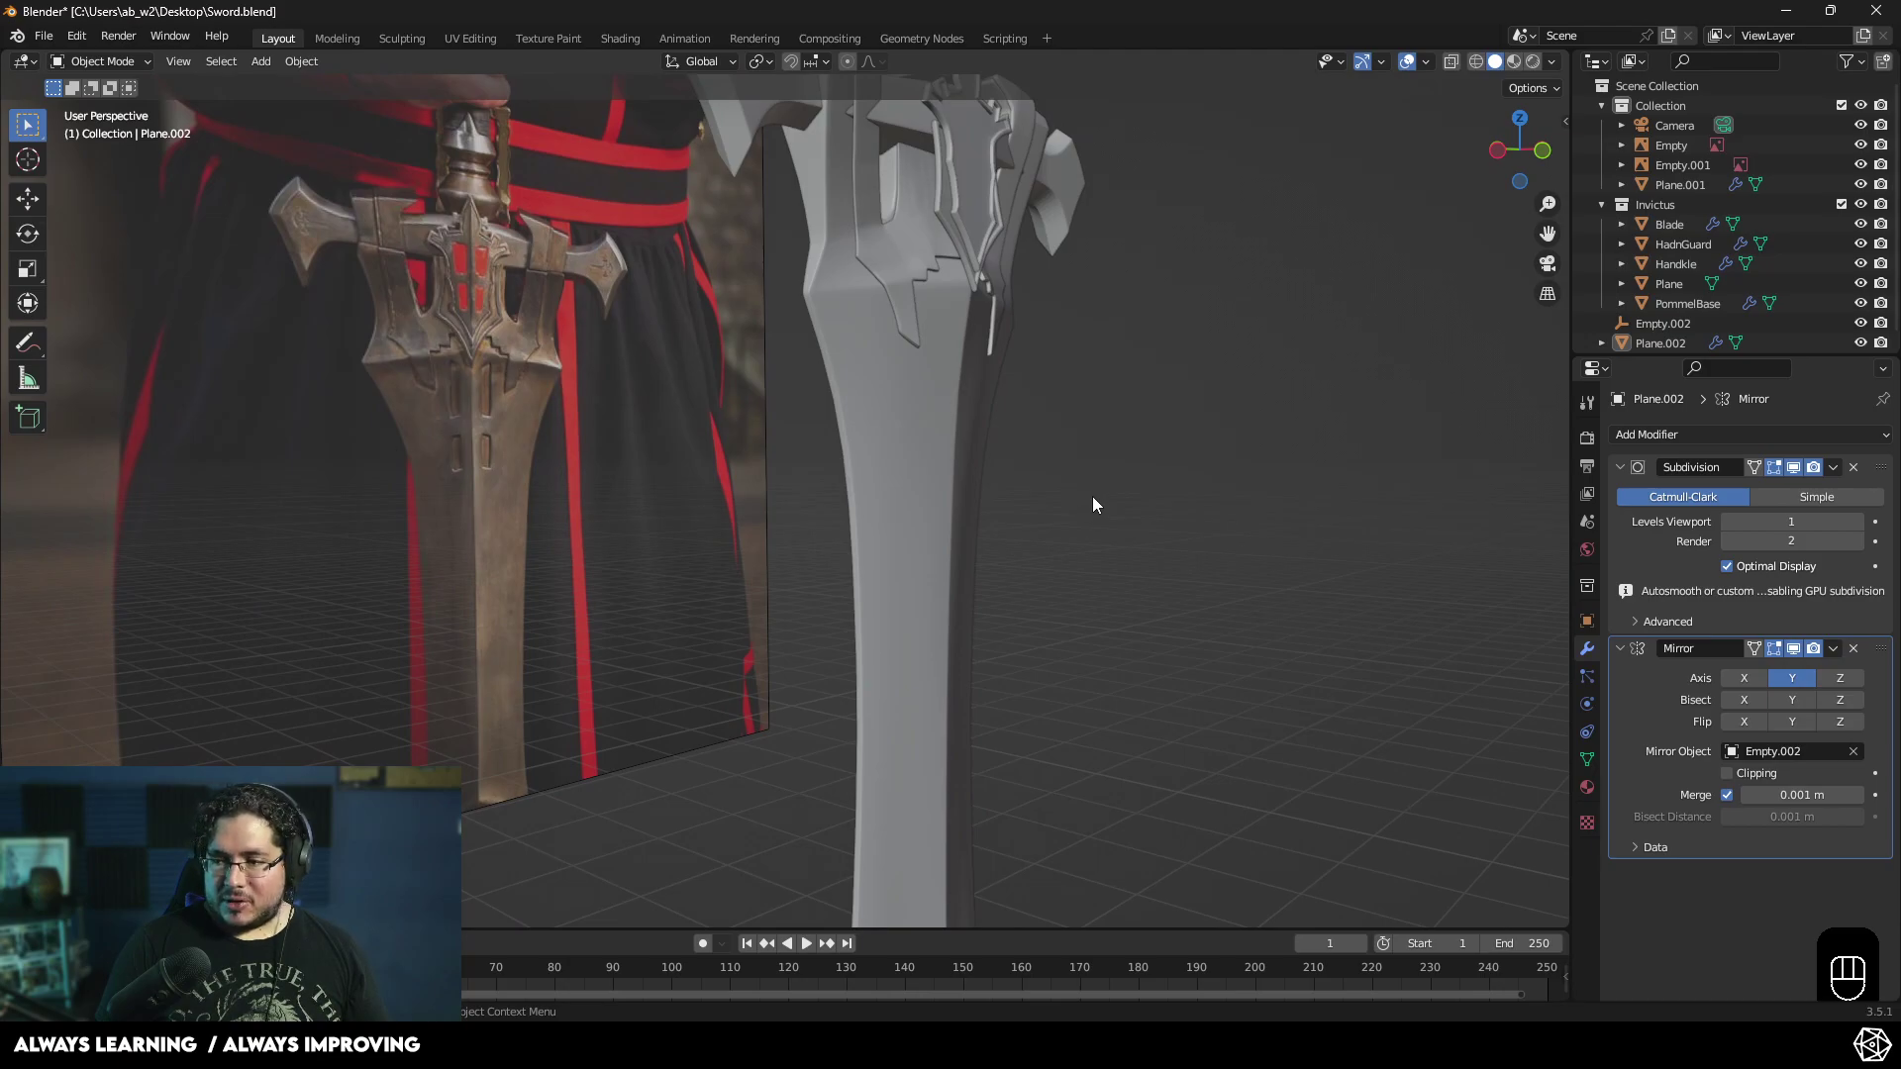
key(KP_1)
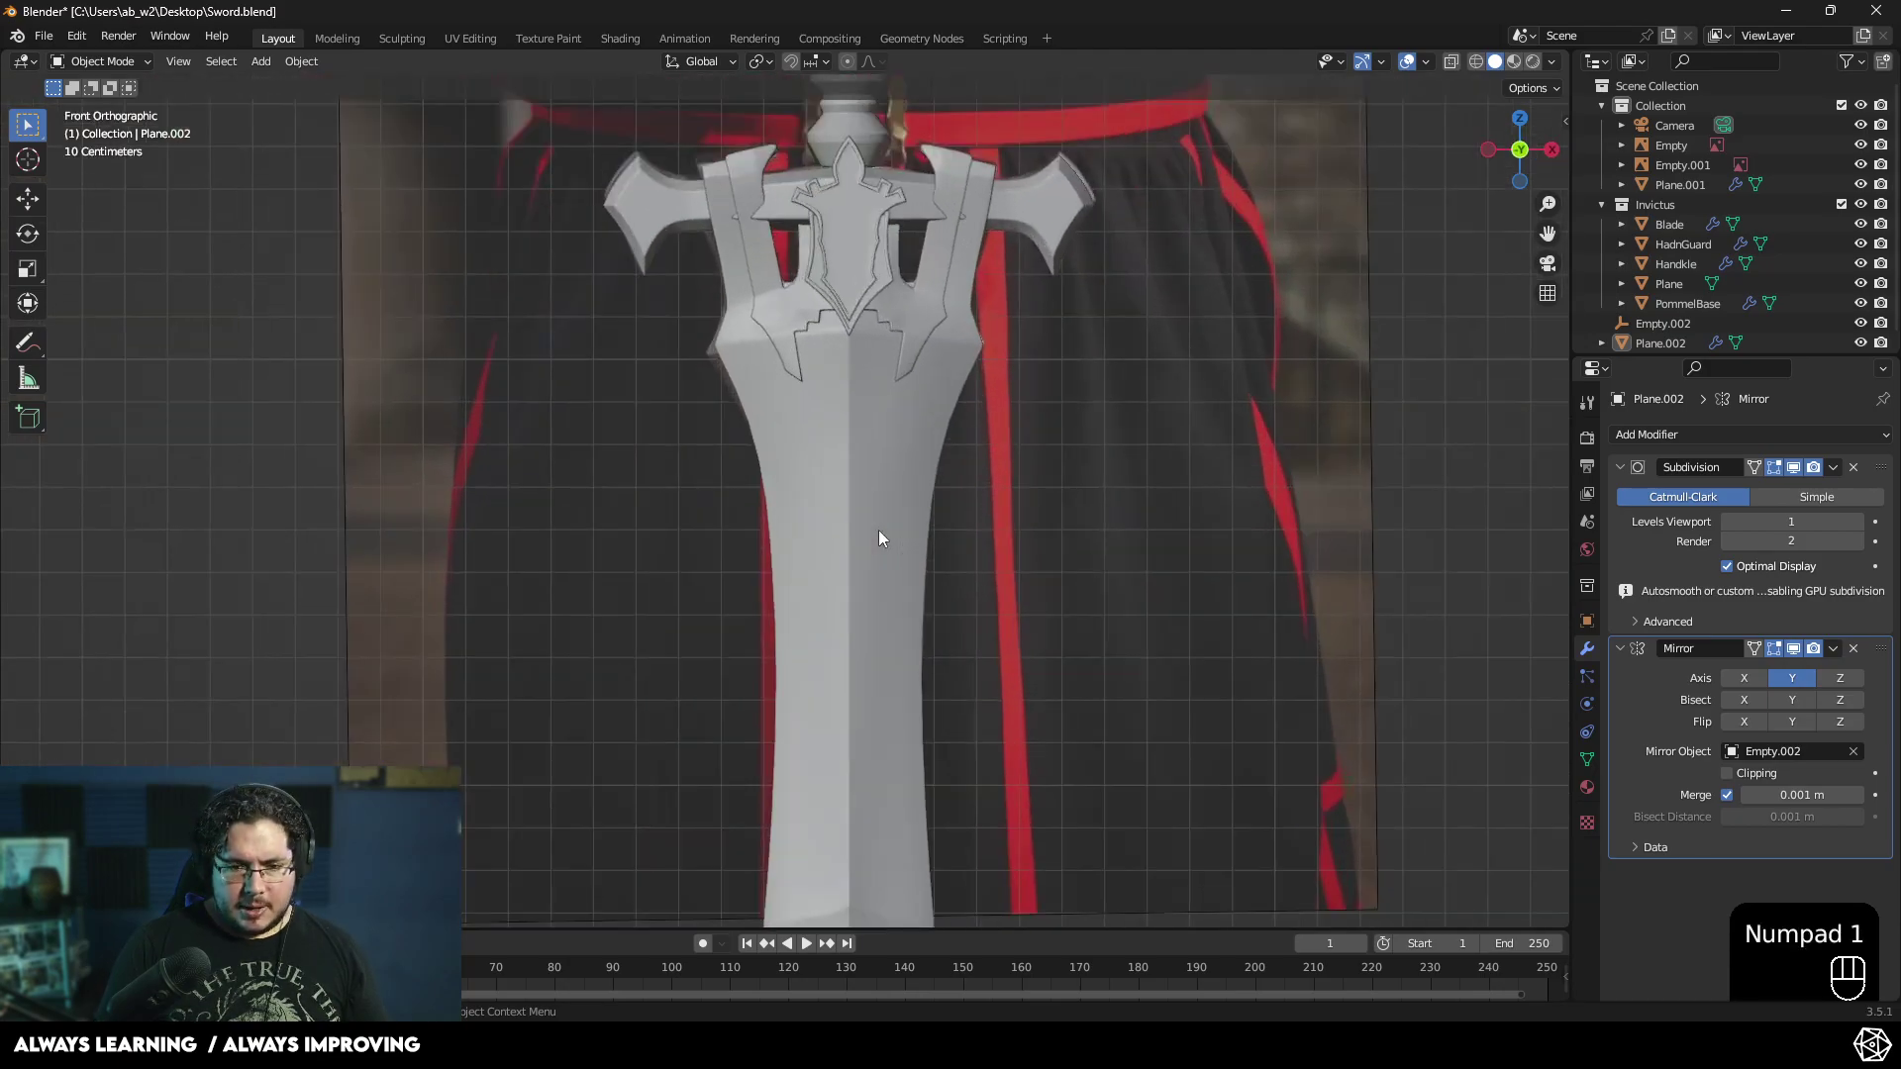
key(KP_3)
middle_click(970, 527)
middle_click(1000, 517)
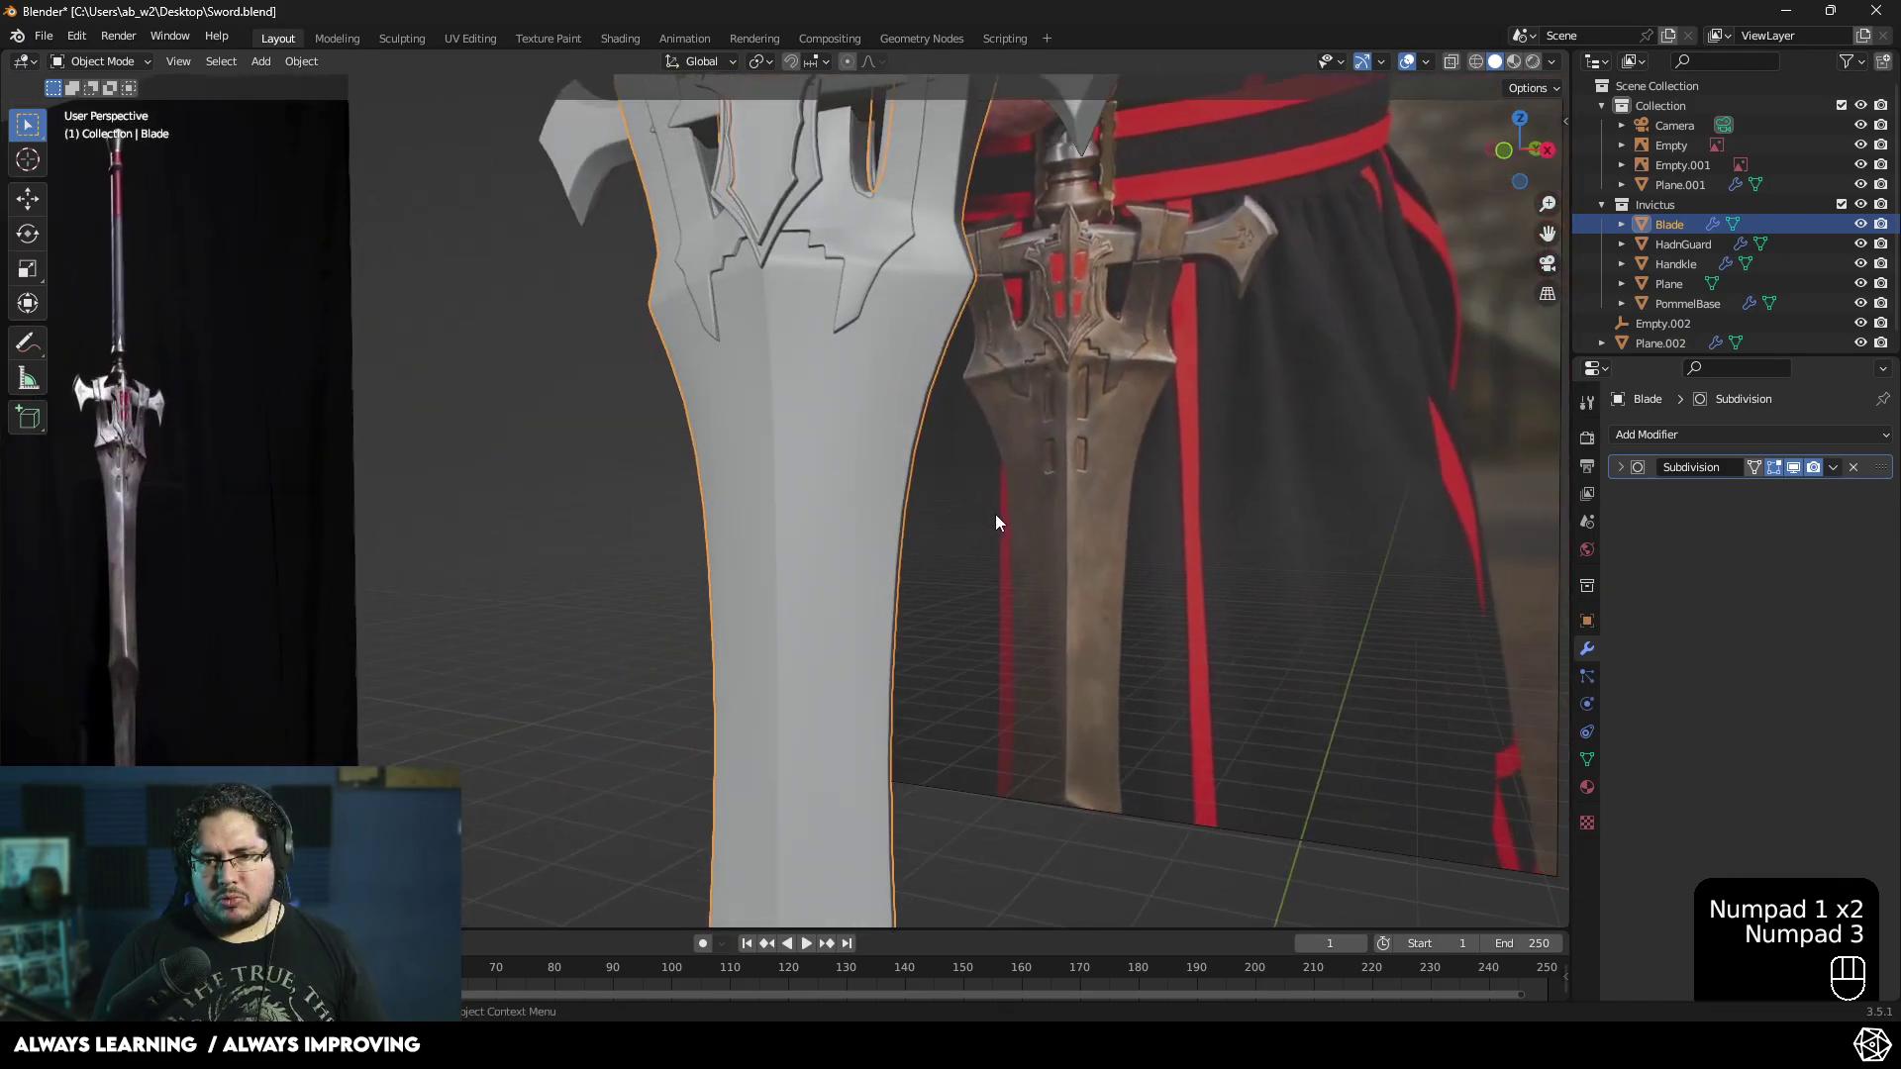
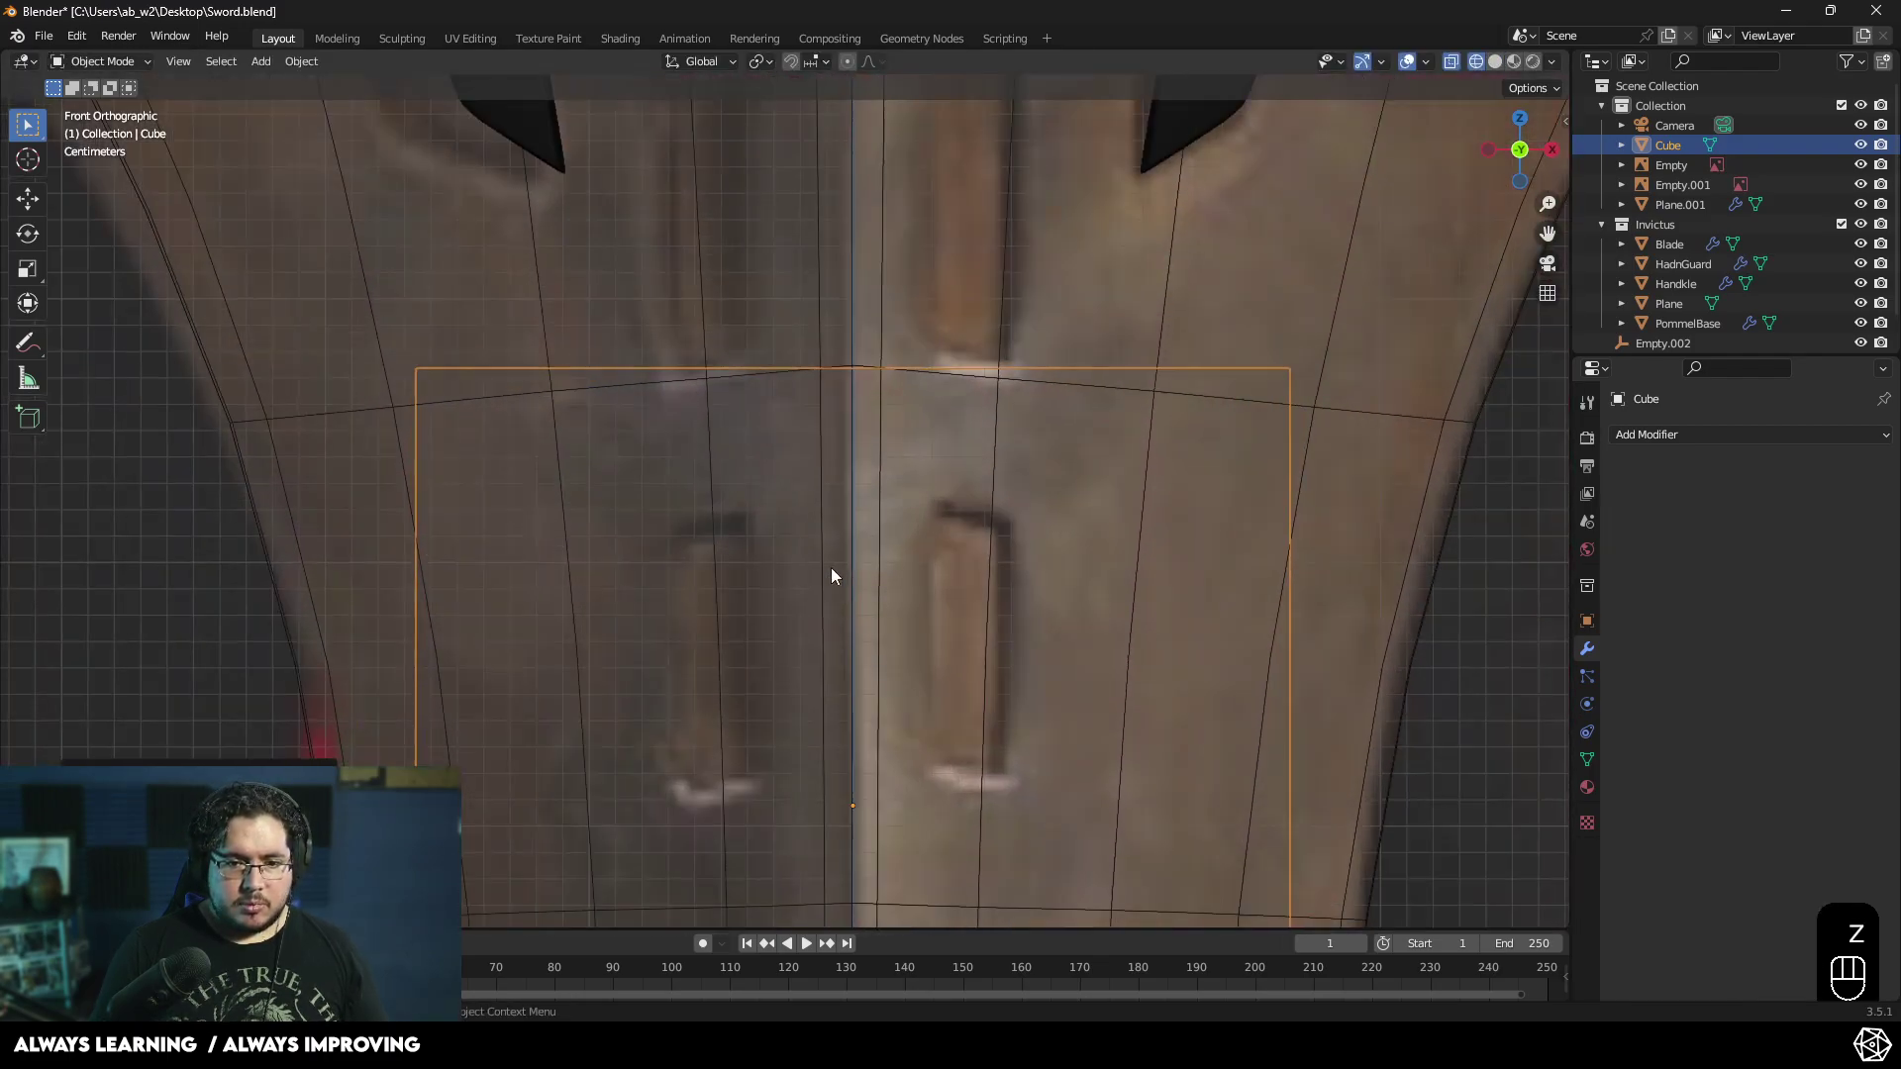
- Shrink the cube to slot size, stretch it vertically and place it over the lower slot
key(g)
click(731, 489)
key(s)
click(760, 562)
key(s)
key(t)
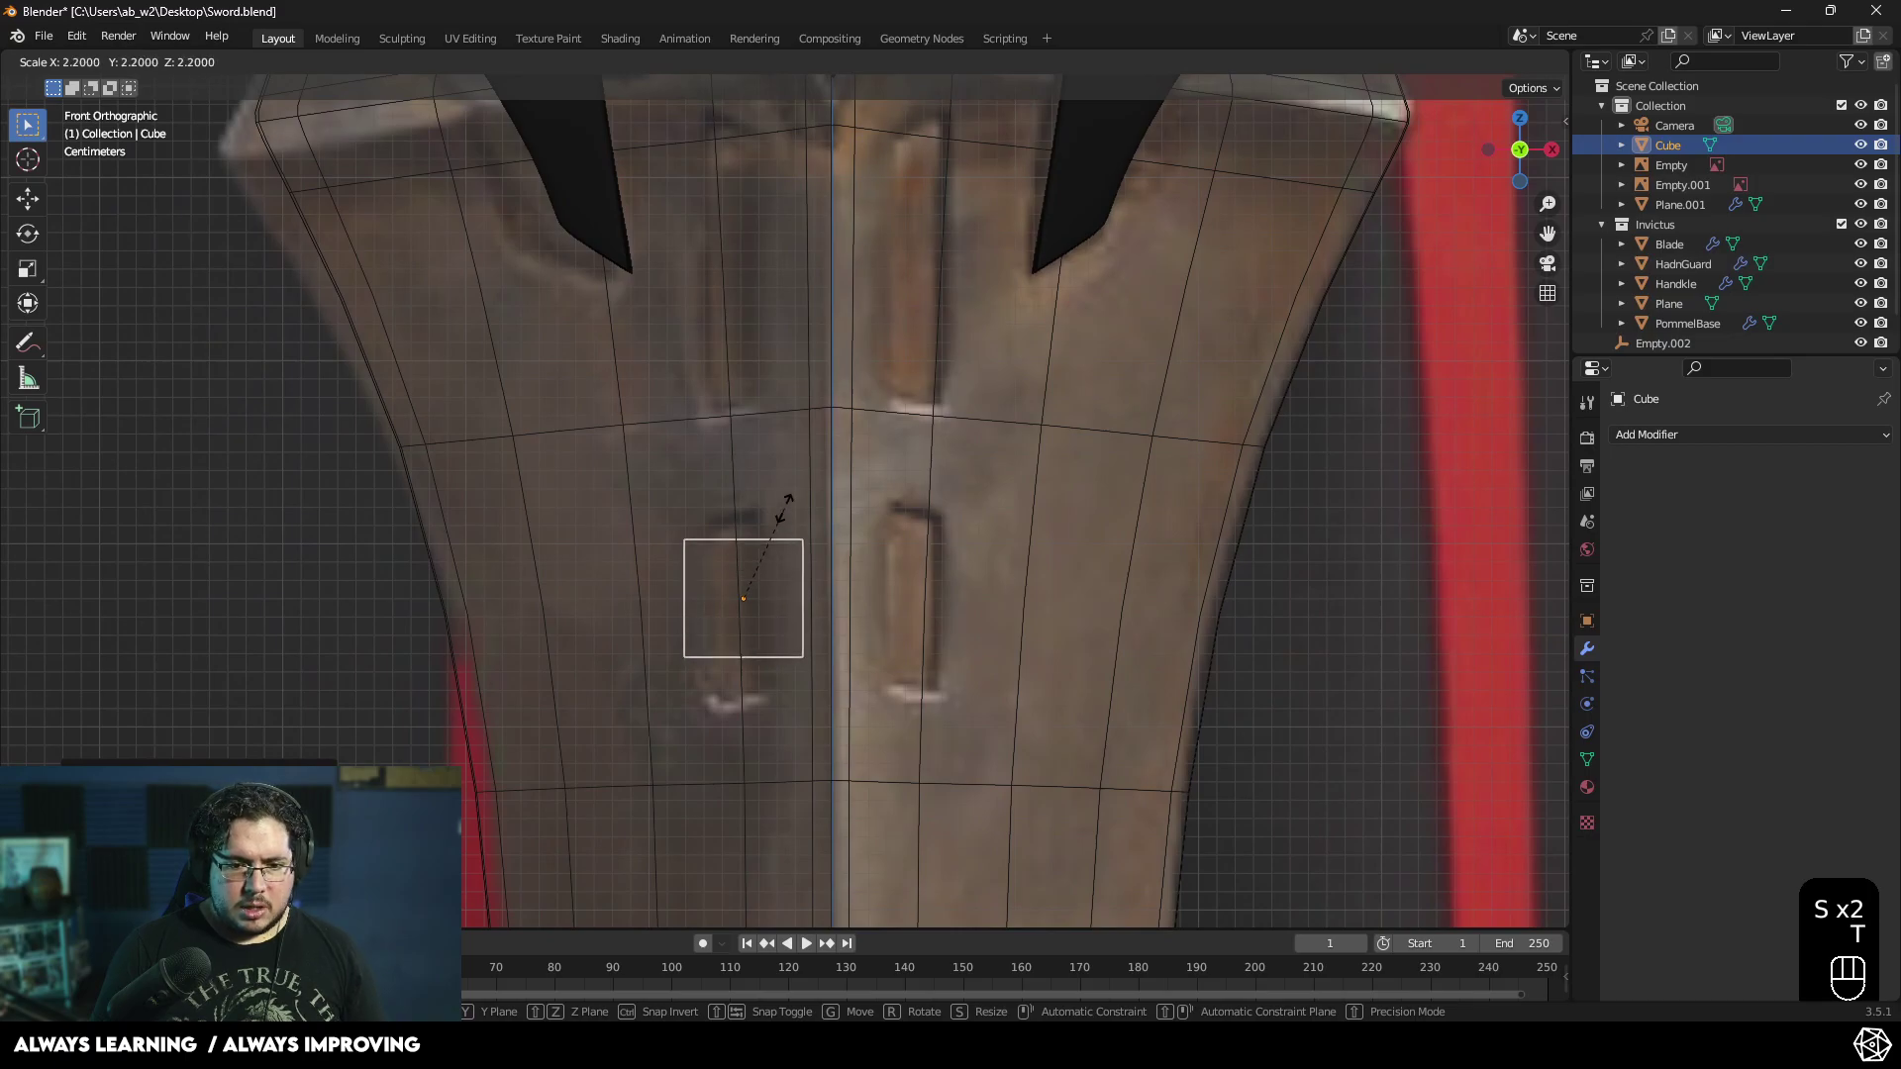
key(s)
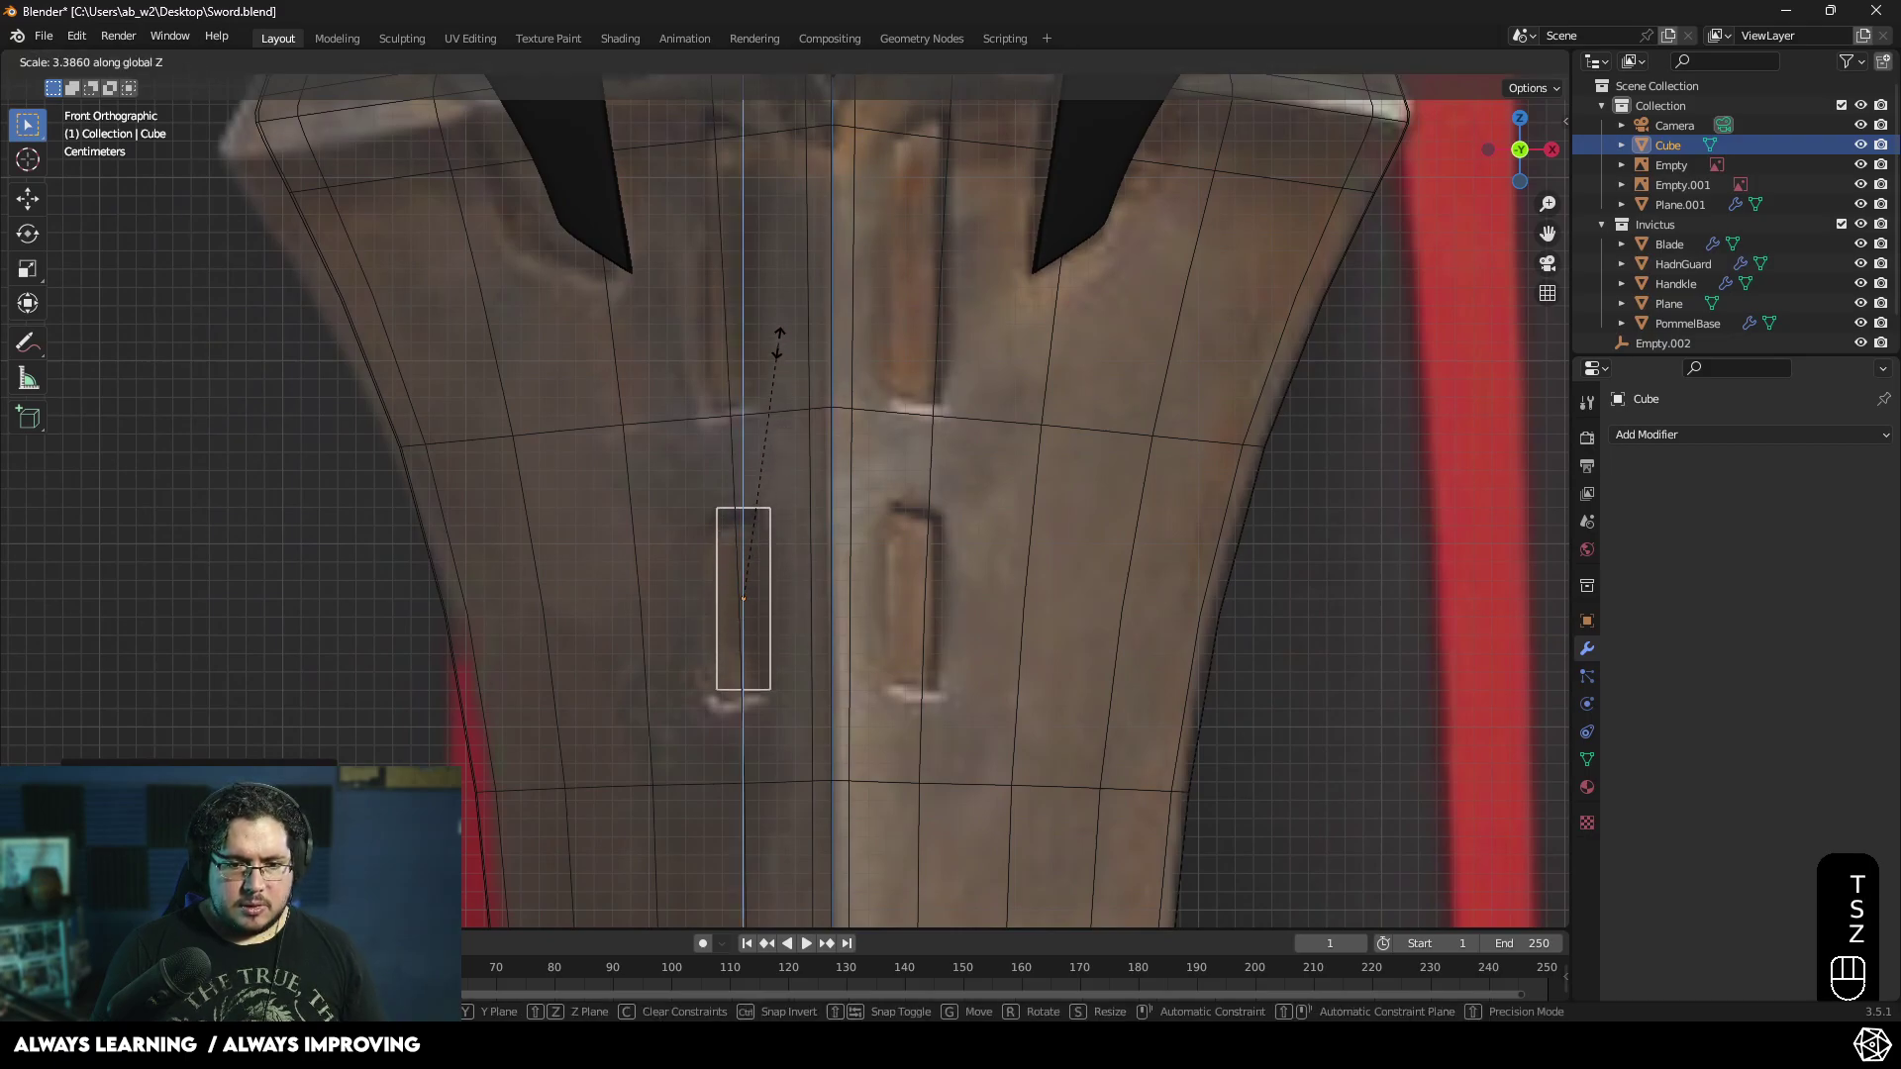
click(785, 347)
click(765, 507)
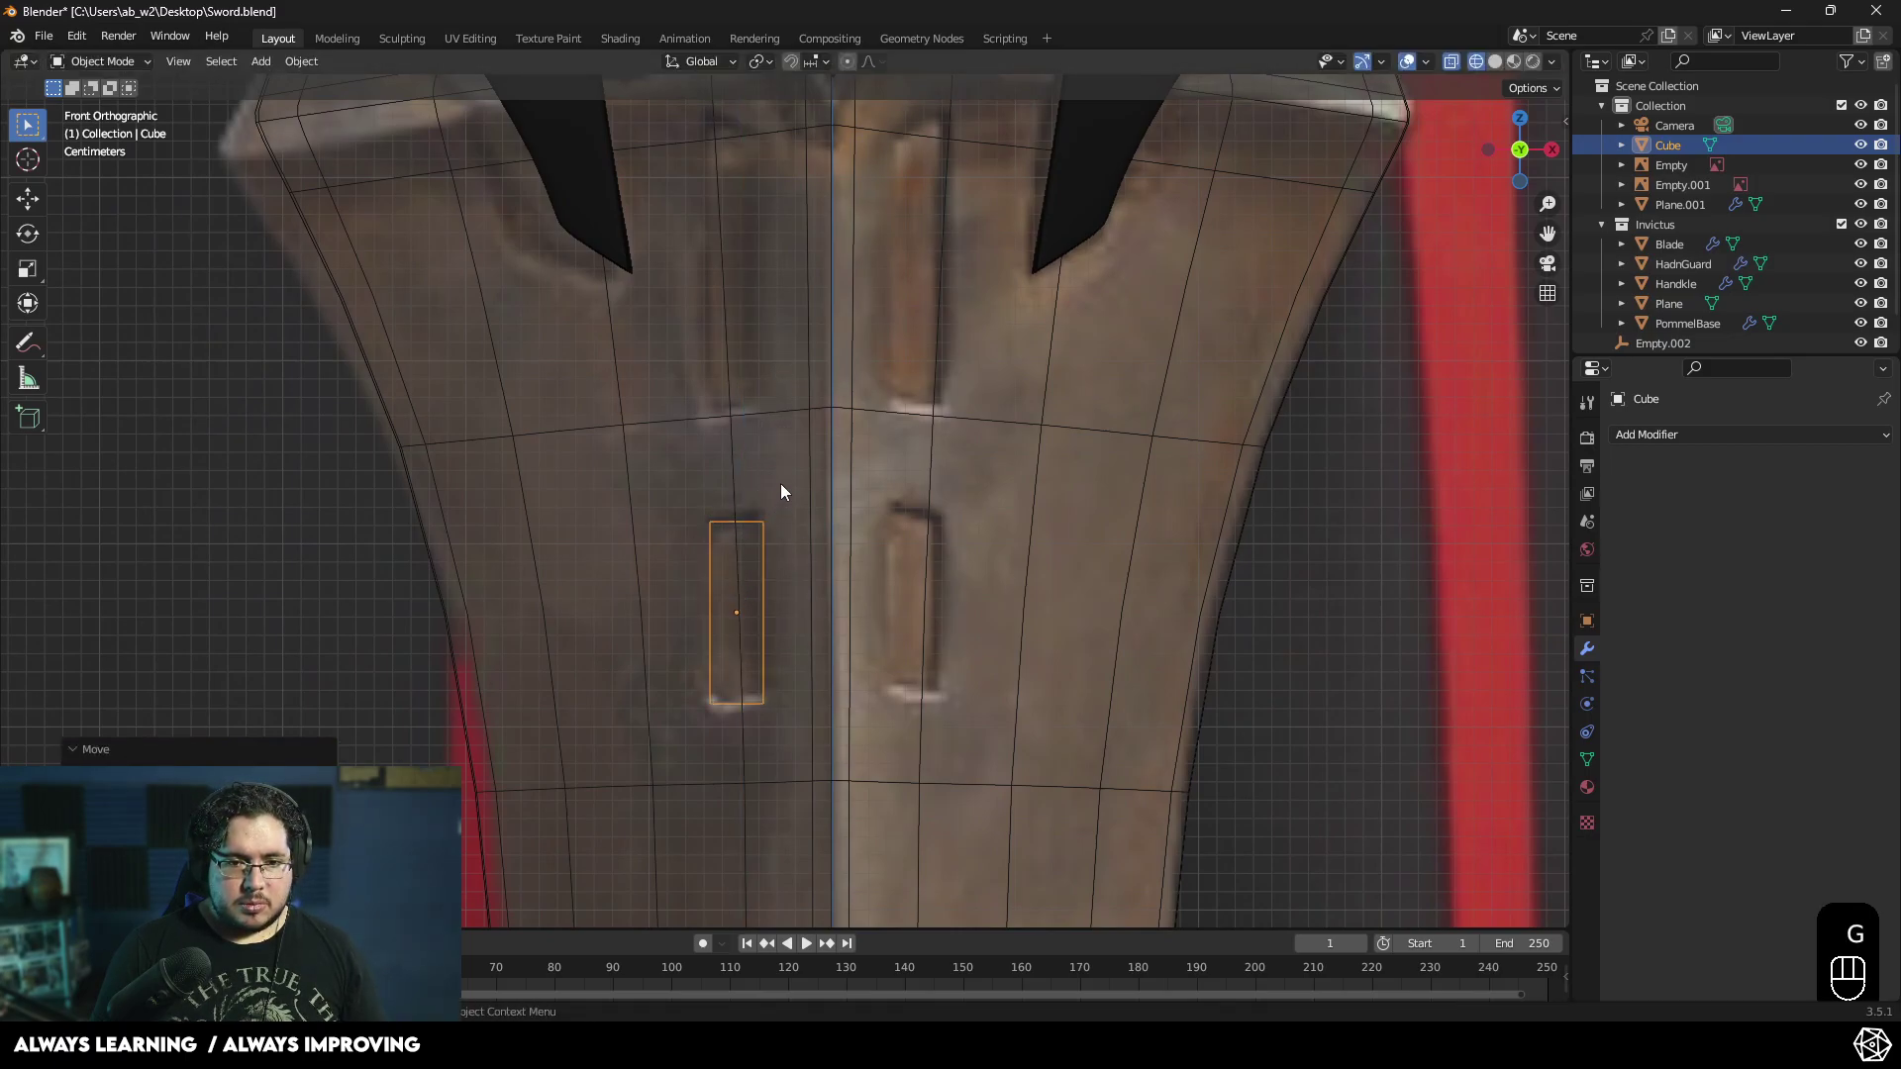
drag(798, 525, 810, 582)
- Duplicate the cutter, move the copy up over the upper slot and lengthen it along Z
key(shift+d)
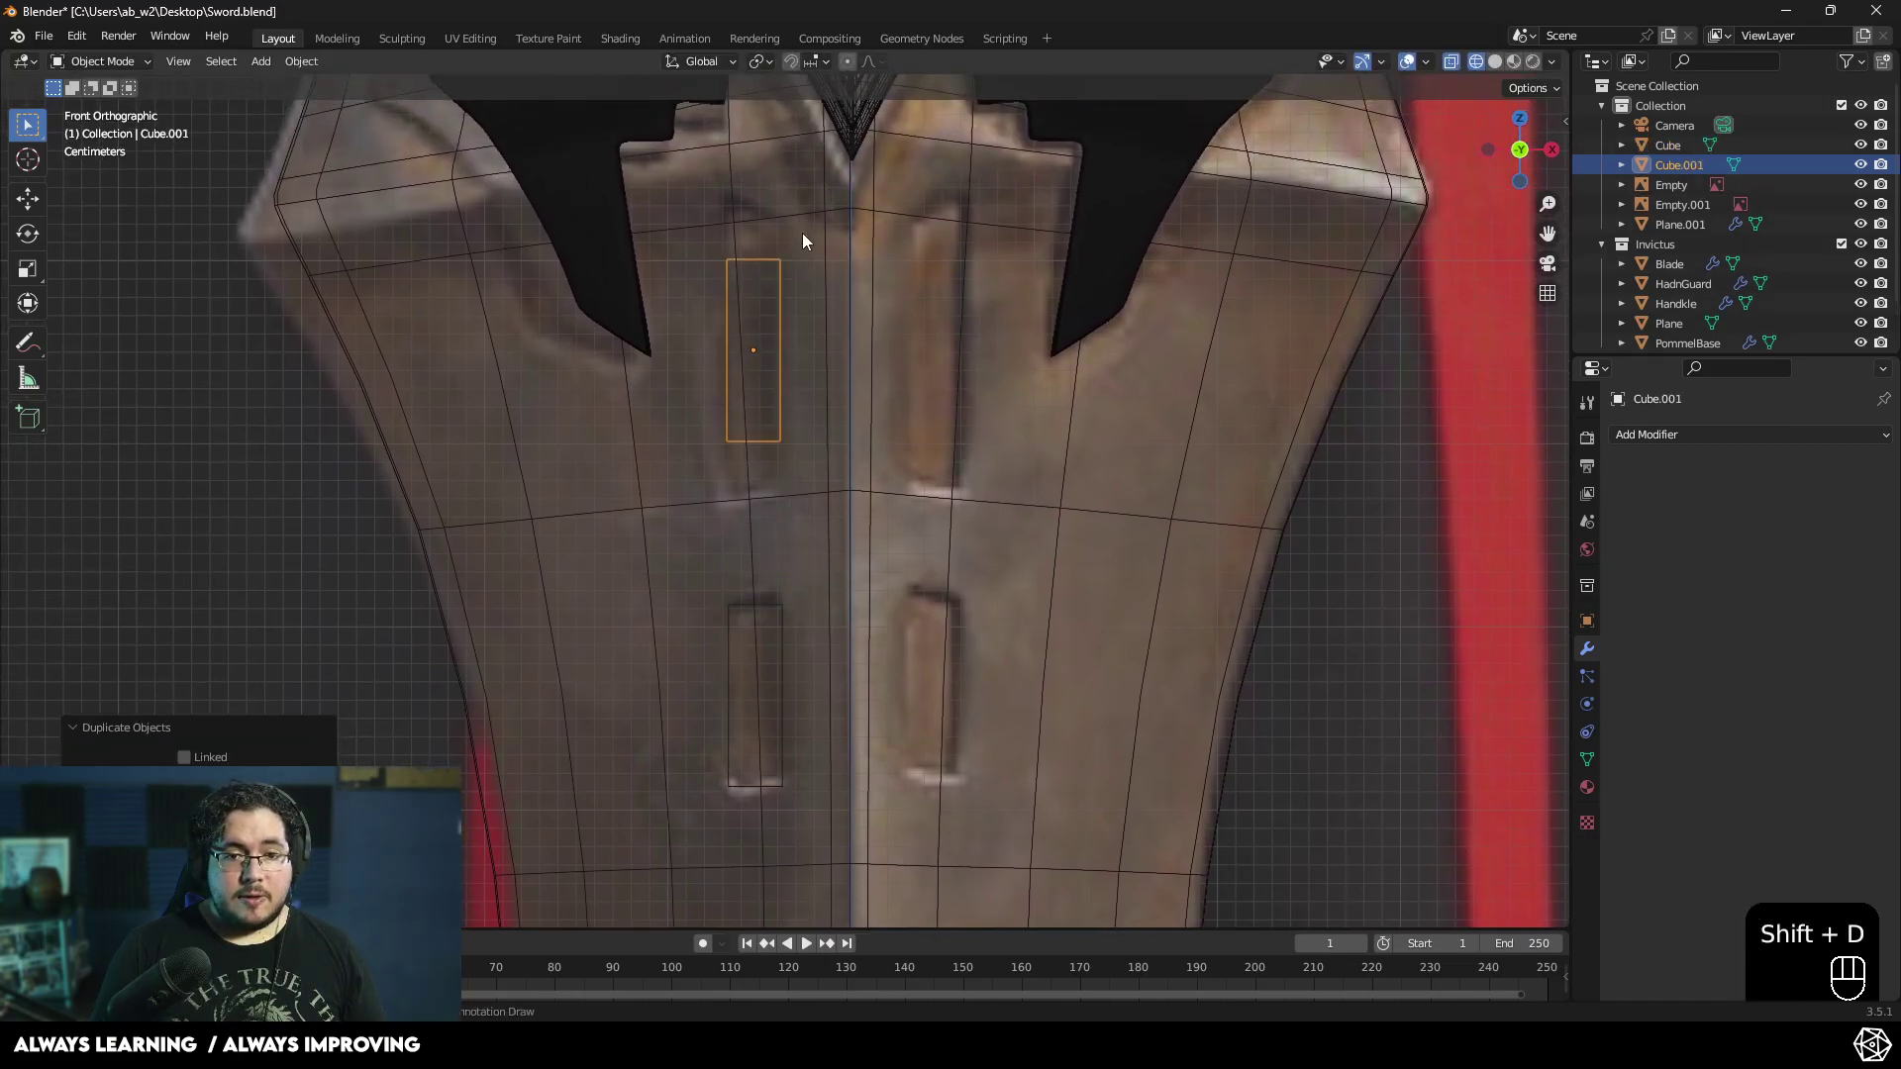
drag(821, 263, 834, 365)
key(s)
key(z)
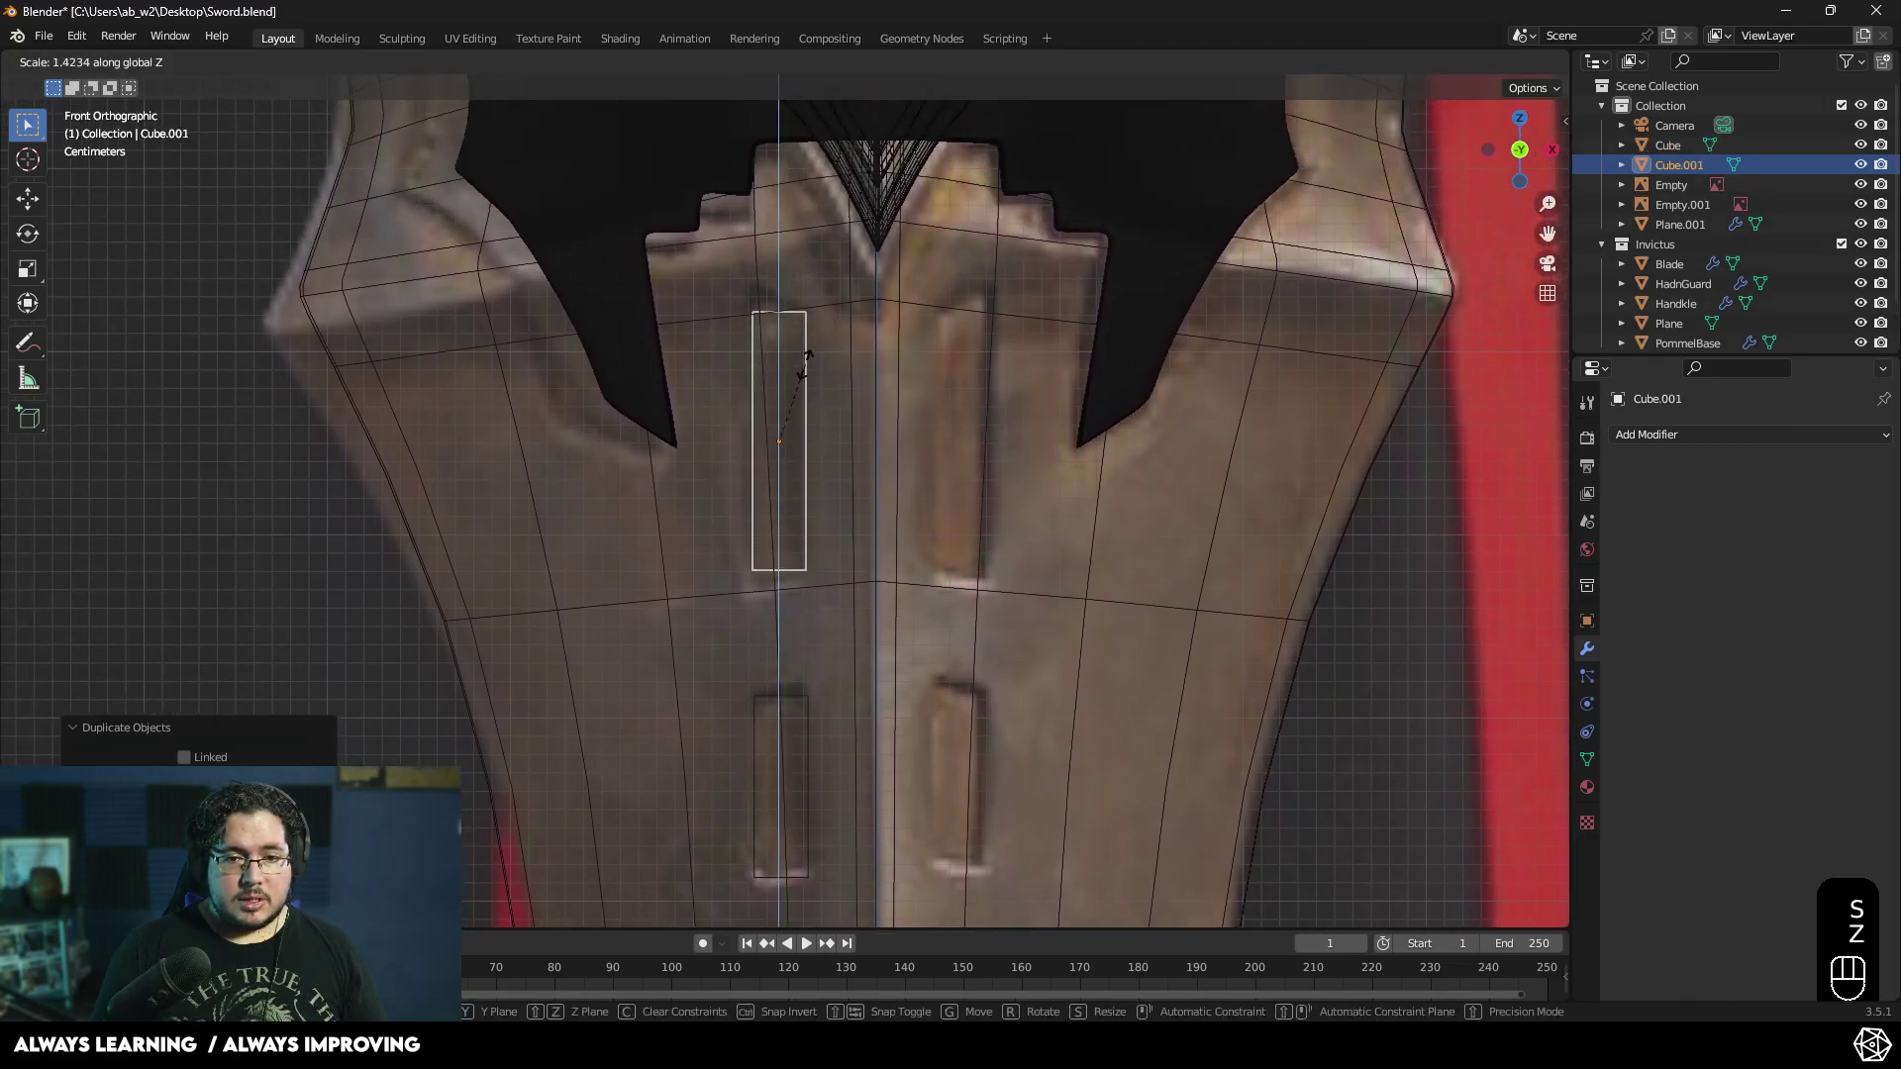
click(812, 369)
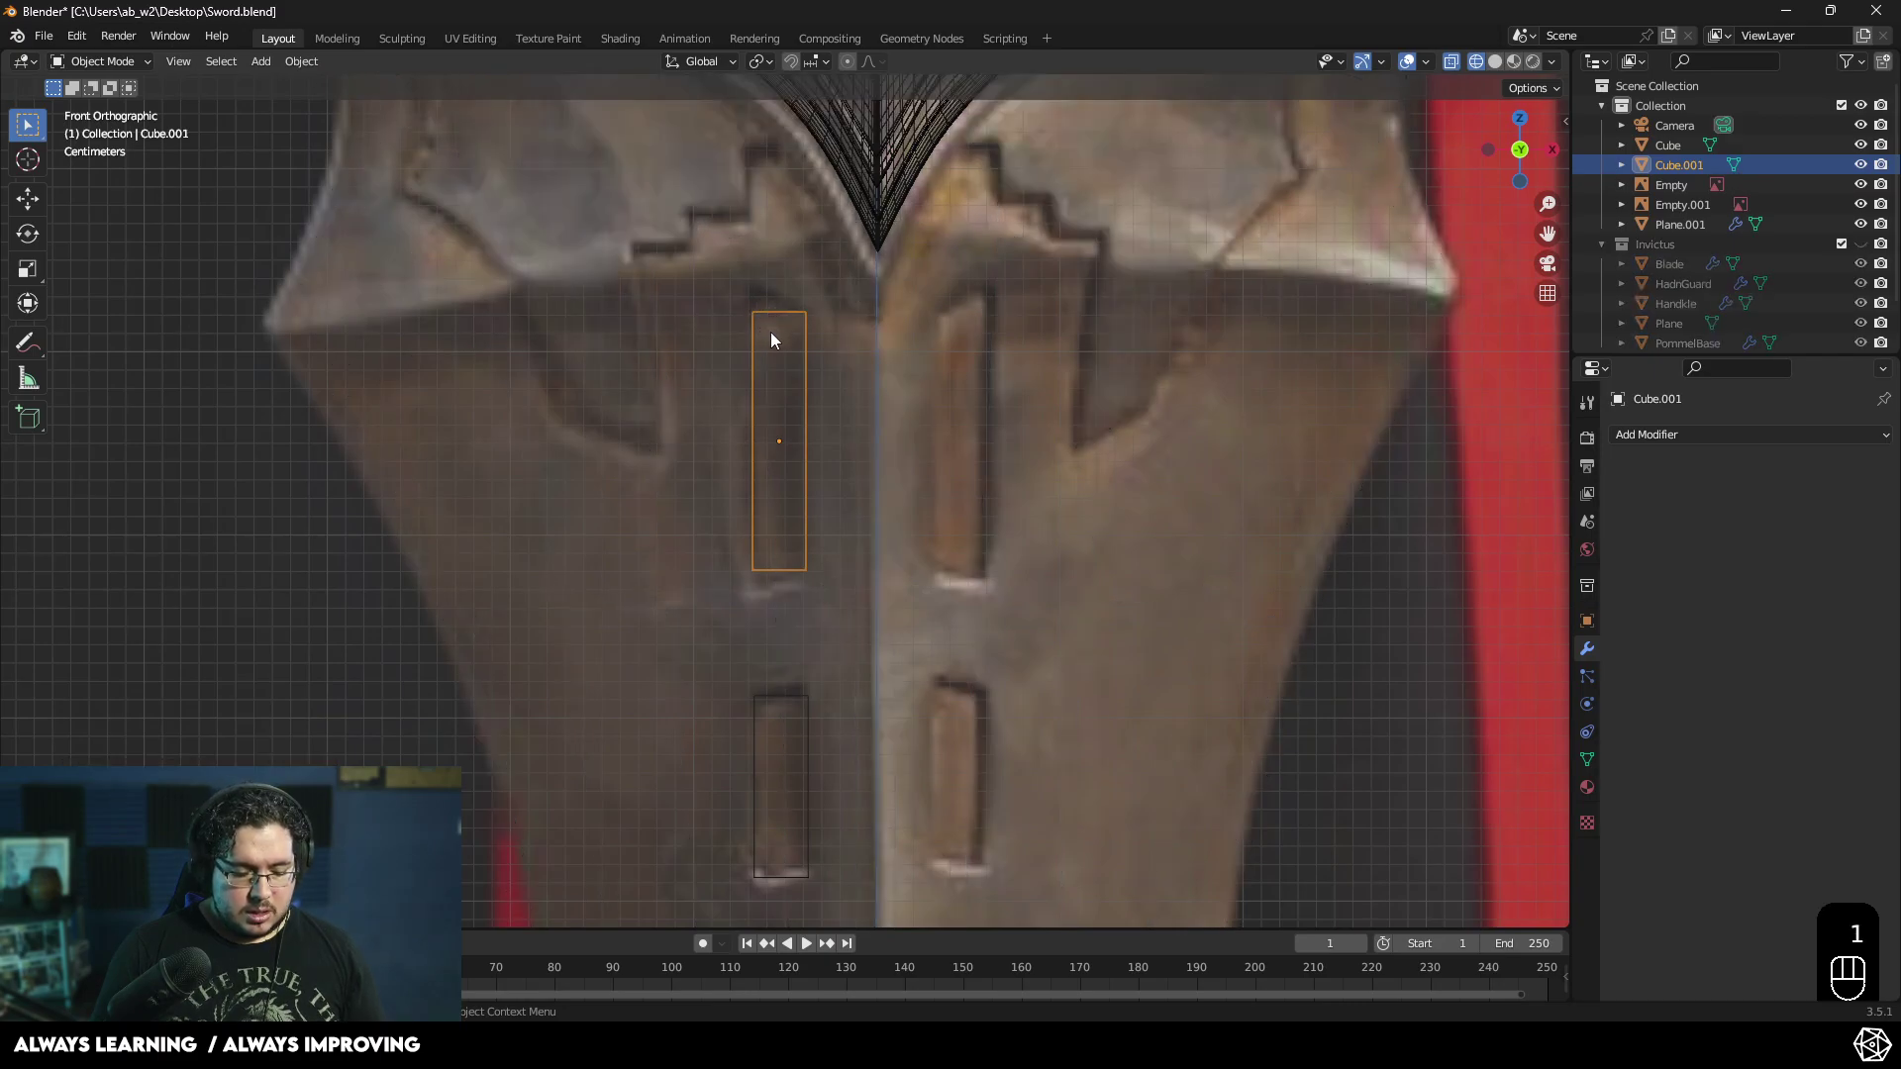
middle_click(803, 362)
- From the front view, grab Cube.001's top edge and move it to slant the top
key(KP_1)
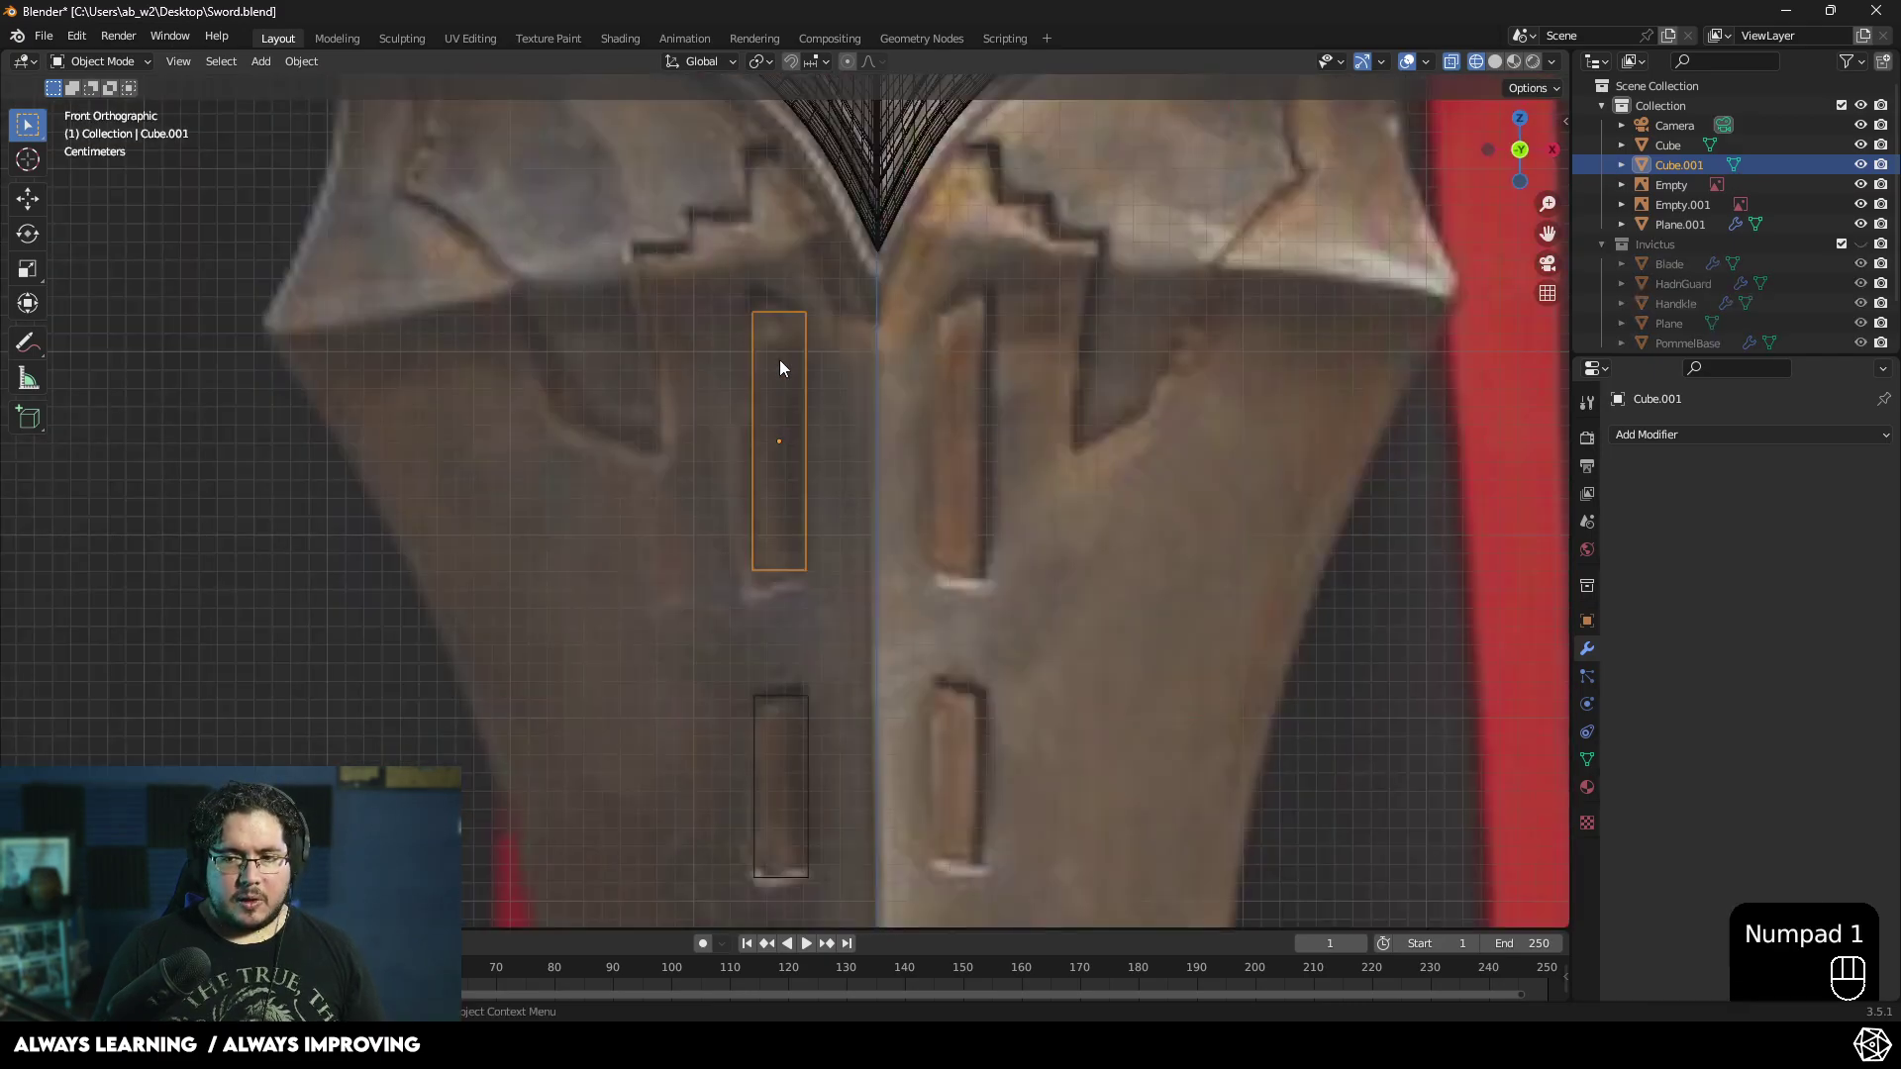
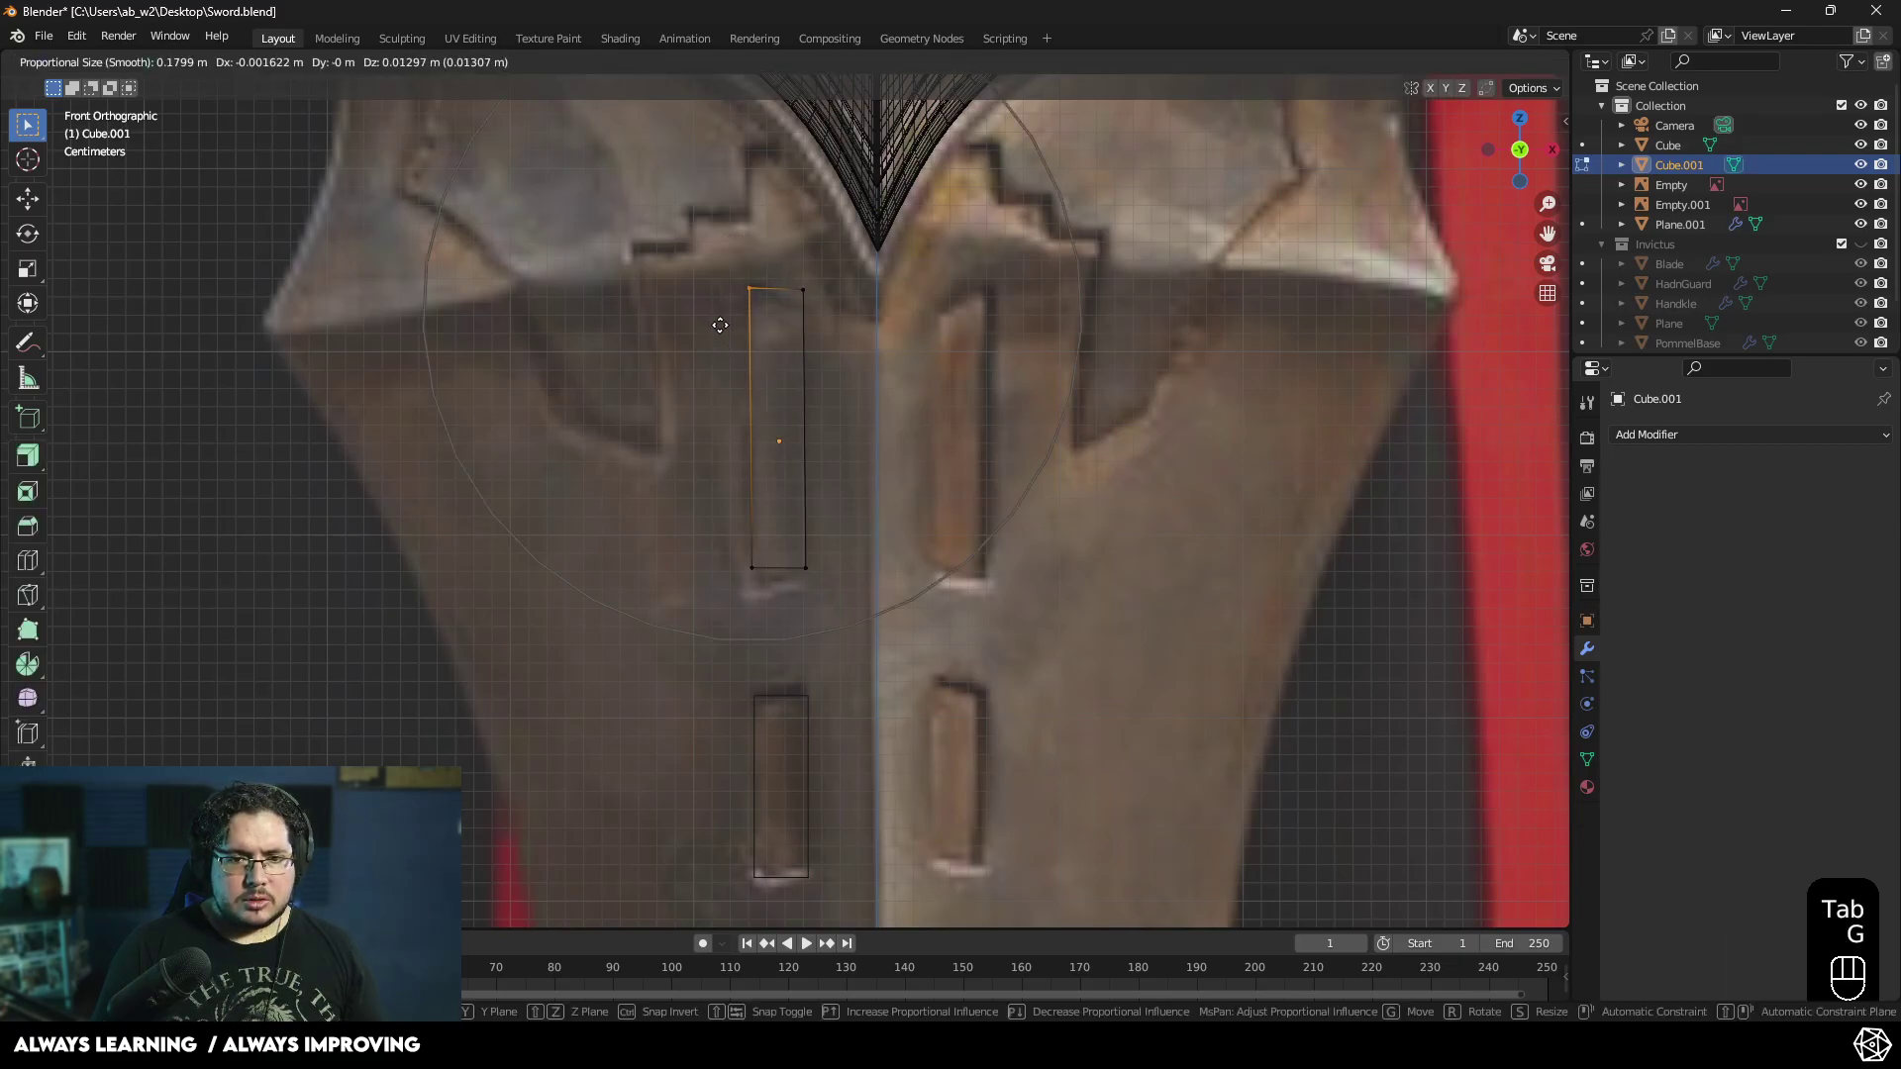
click(857, 66)
key(g)
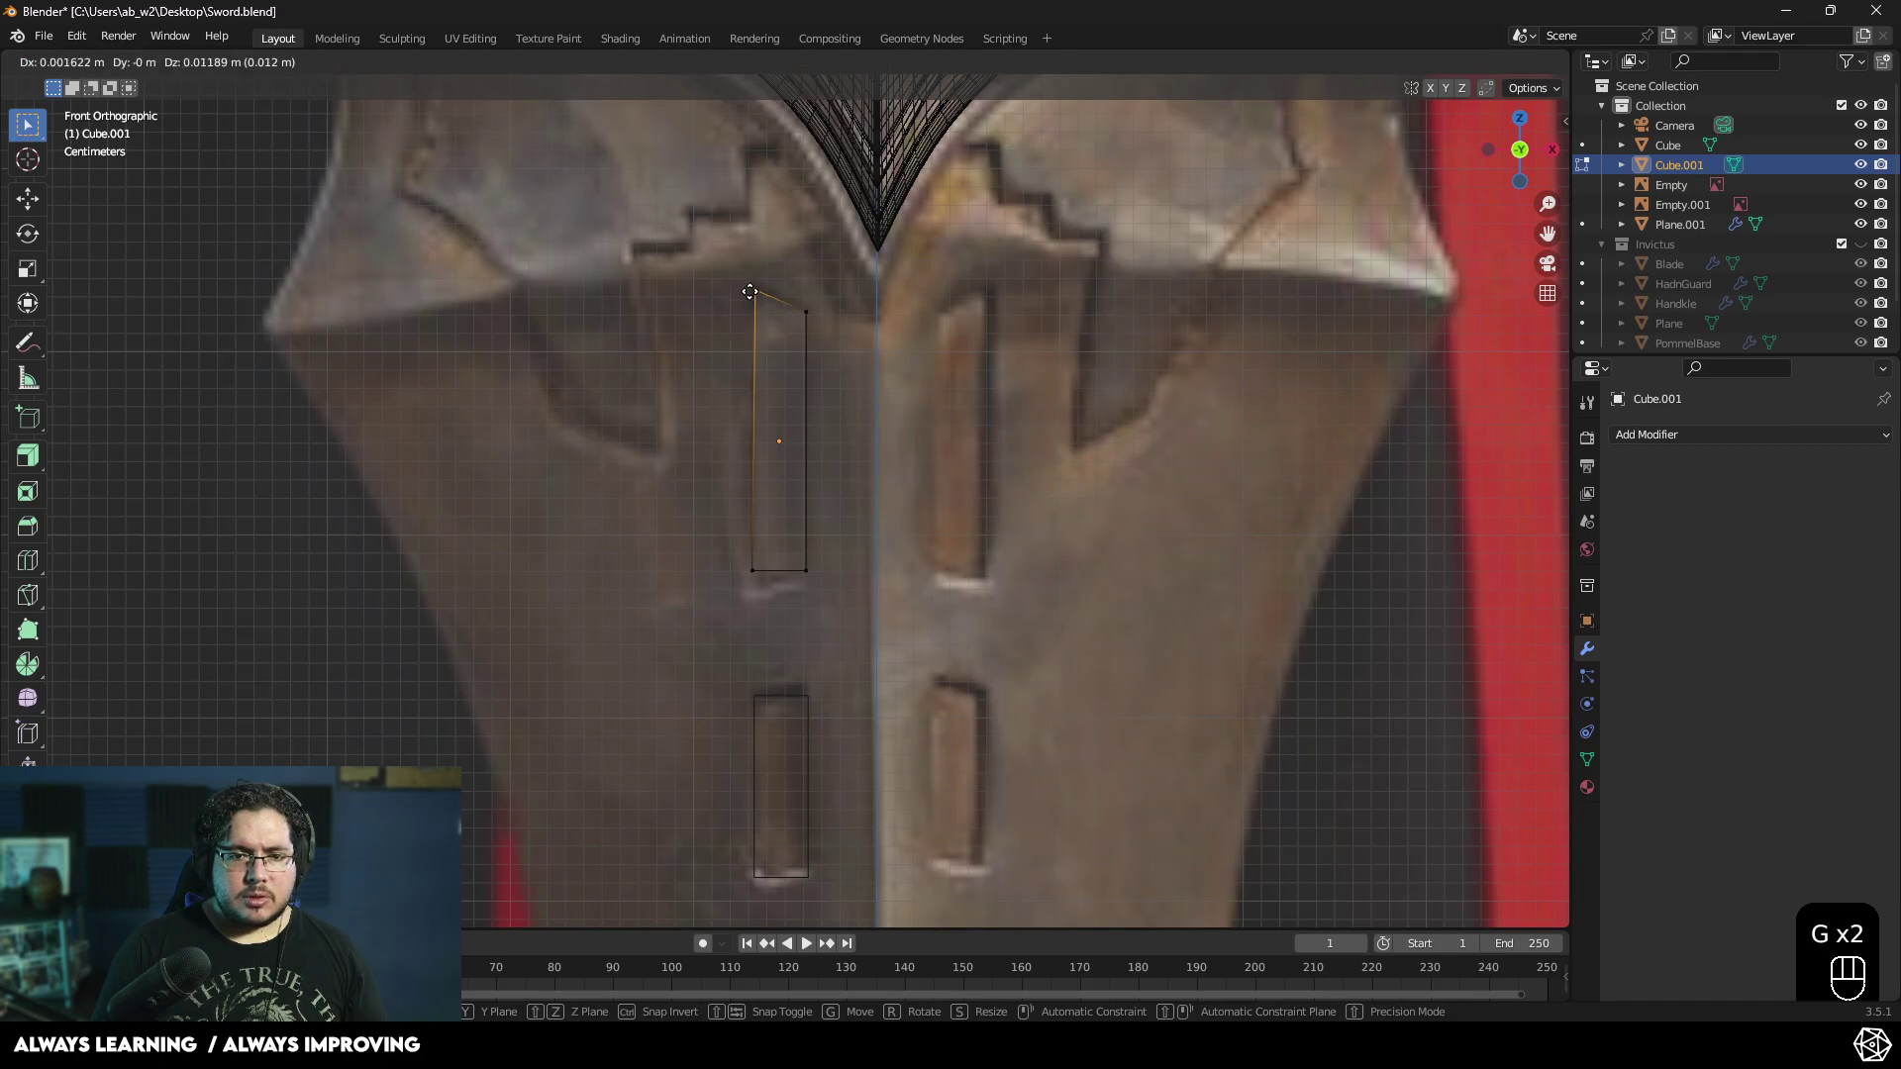
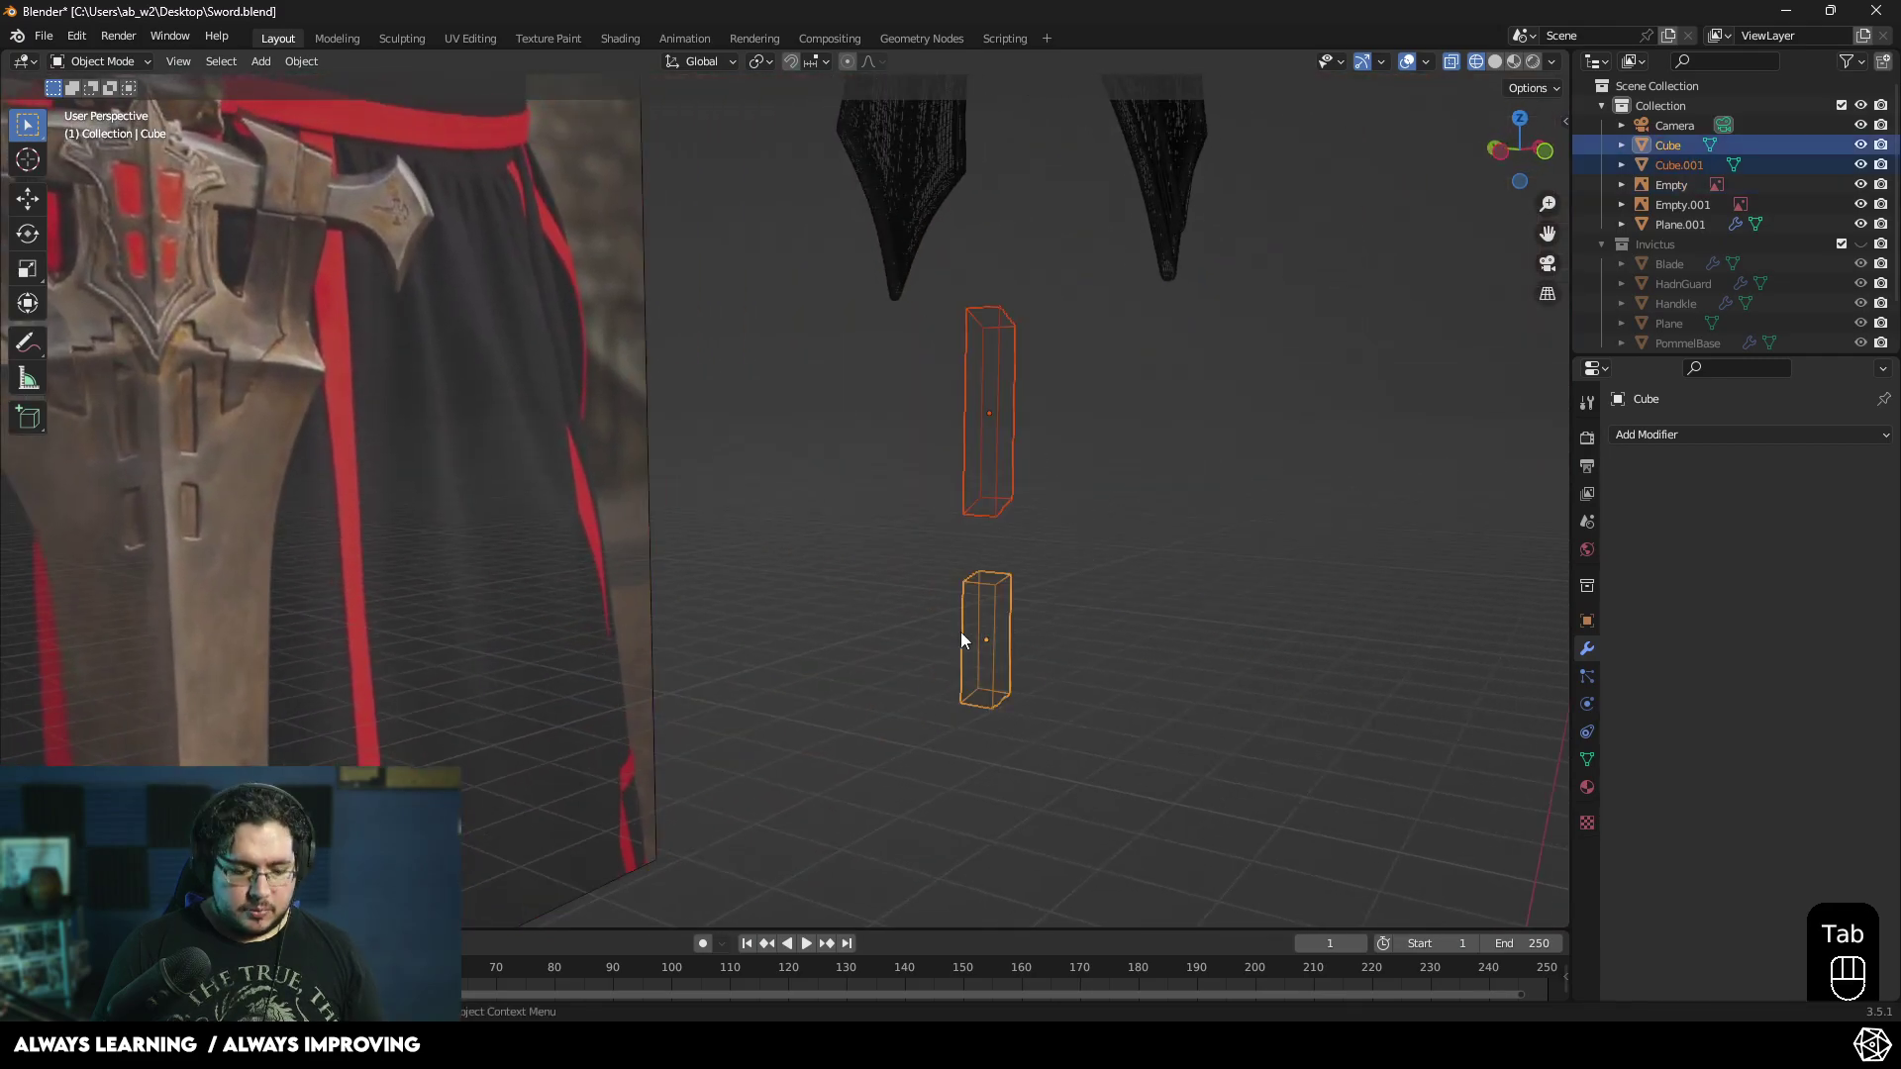
- Apply a Bevel and a Subdivision Surface modifier to the joined cutter so its edges are rounded
key(z)
middle_click(1128, 599)
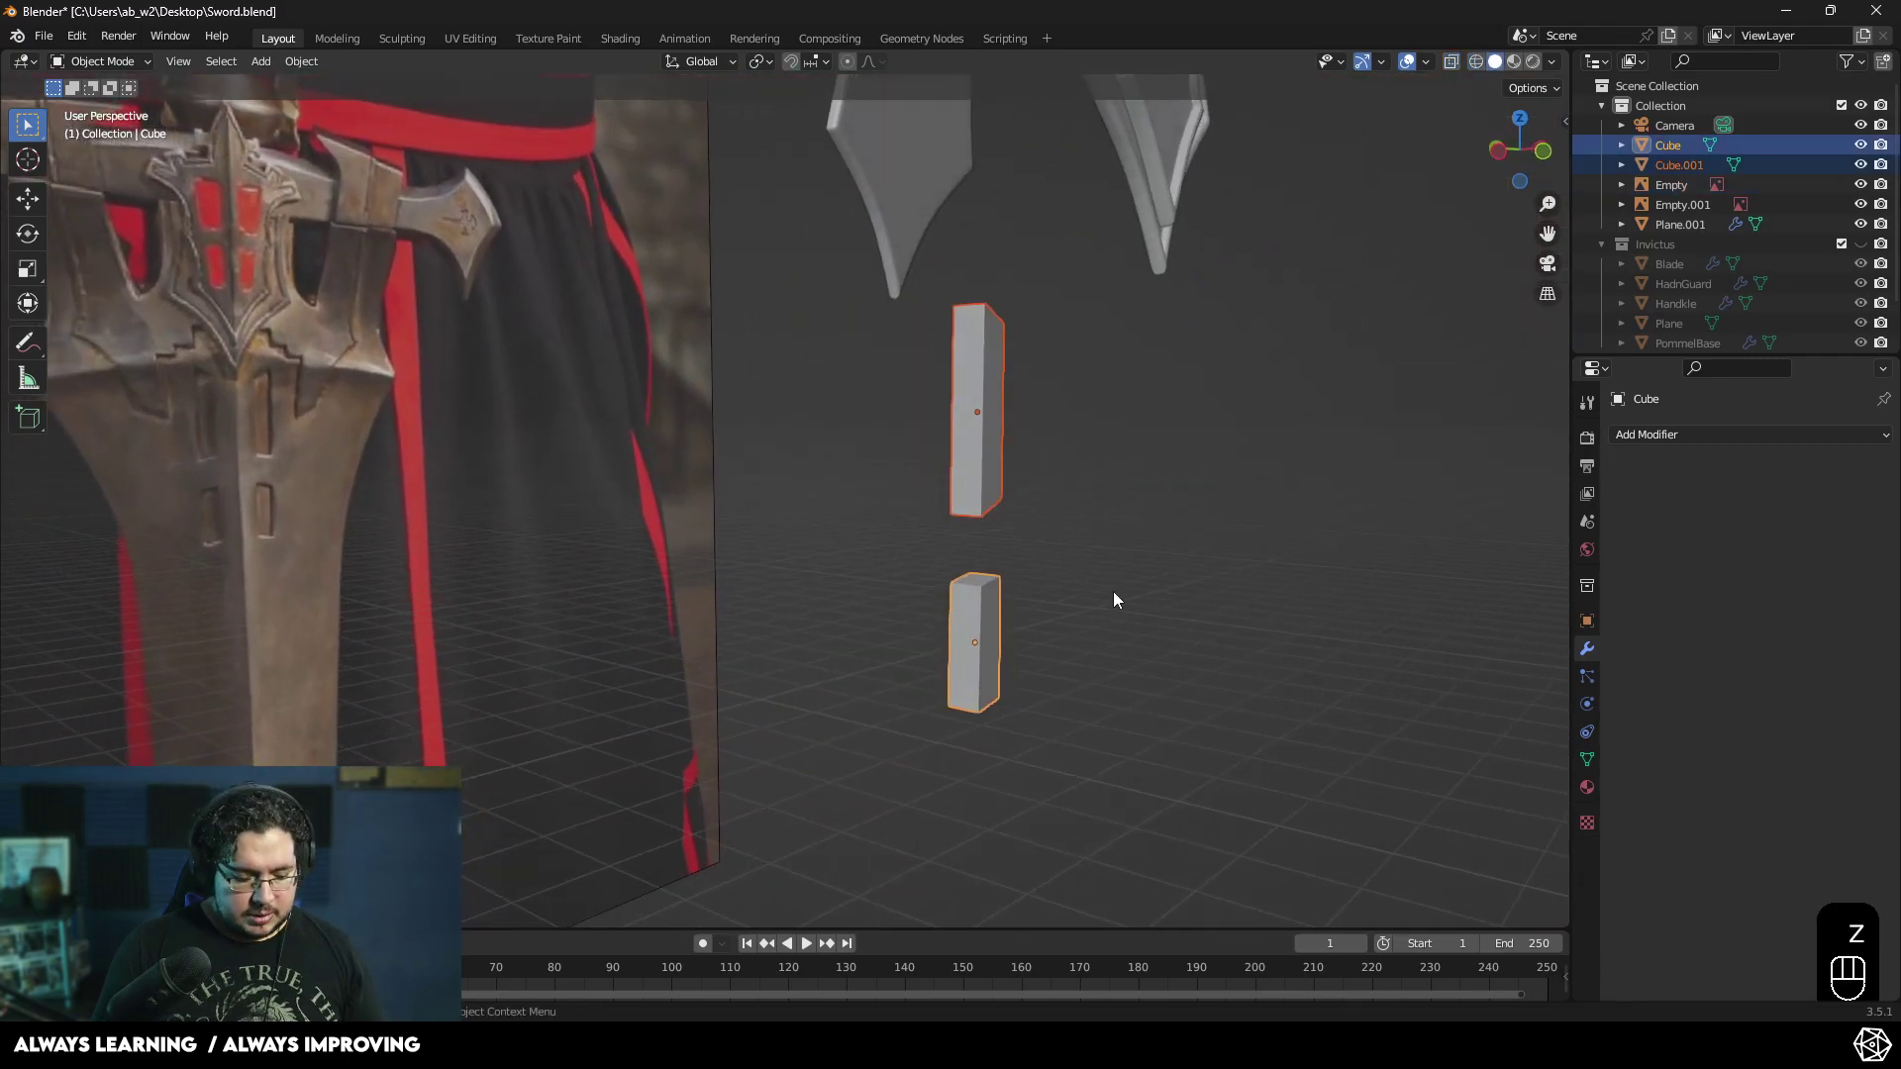
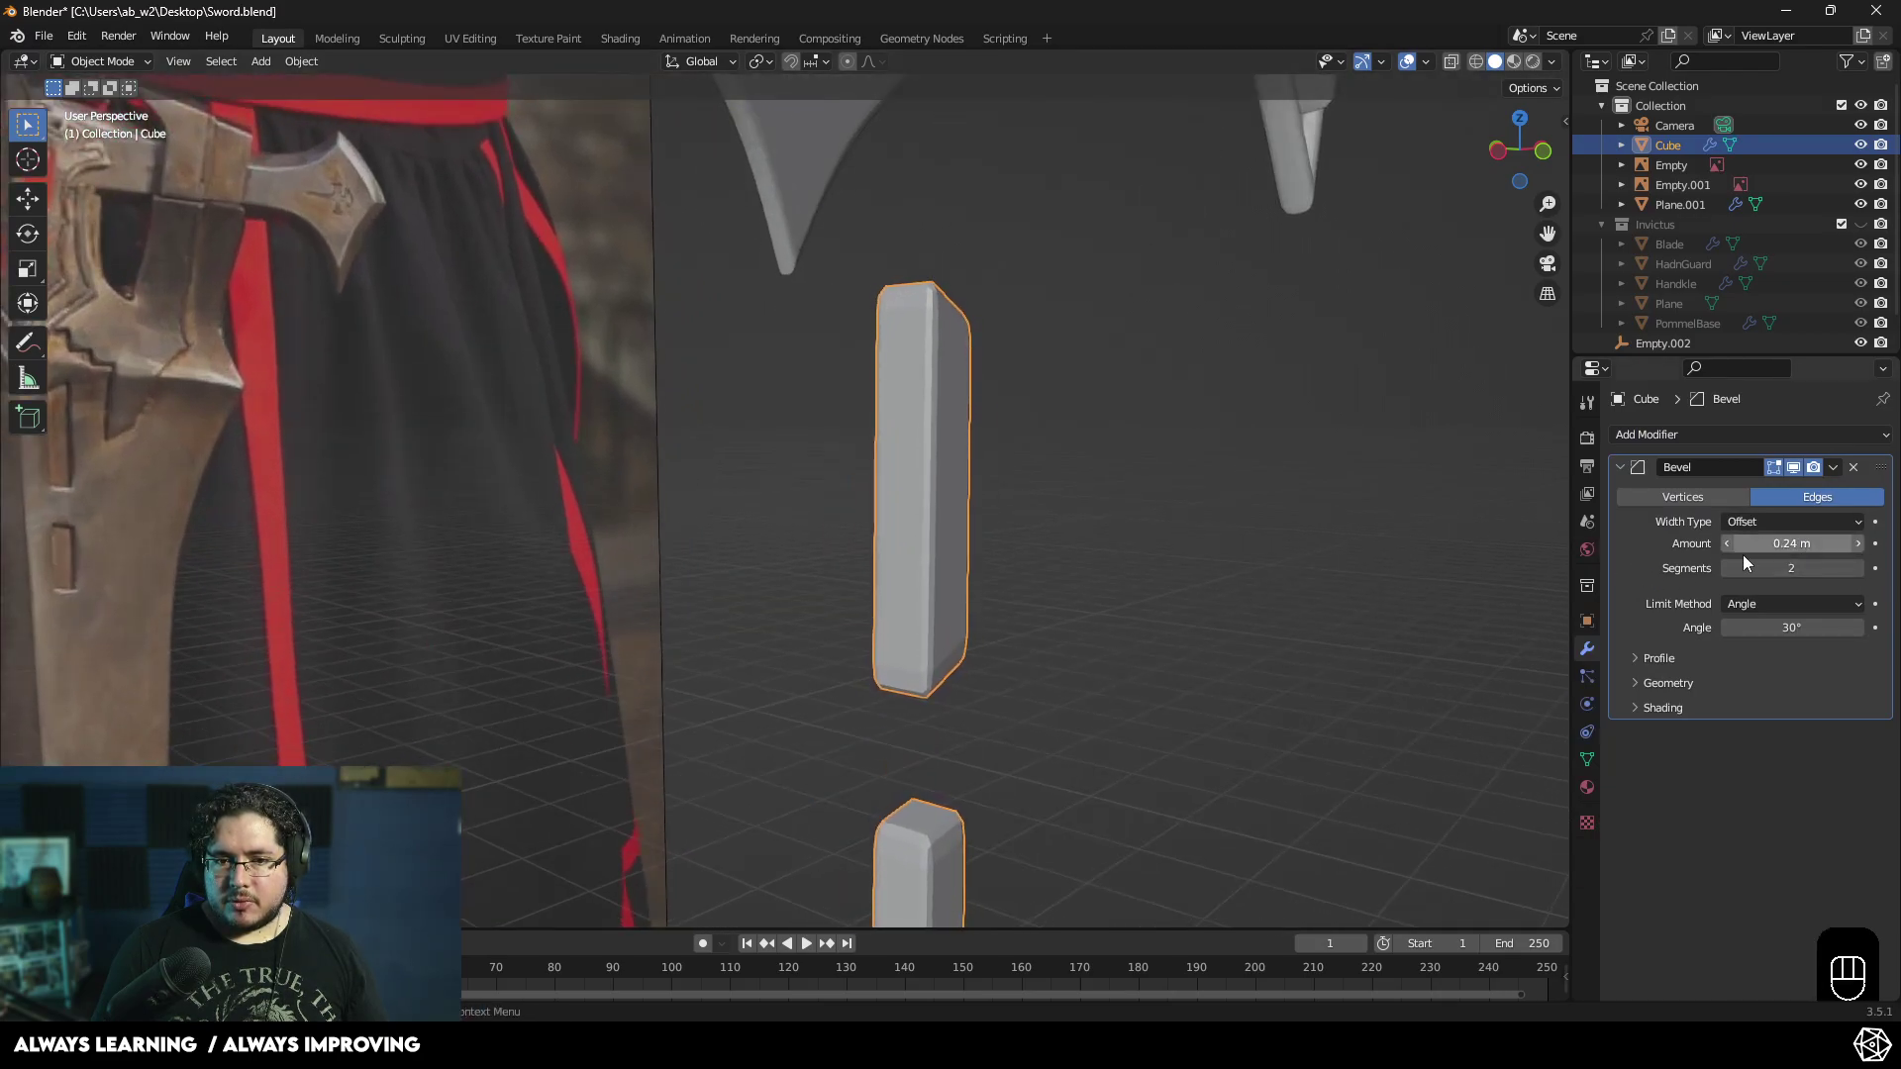
middle_click(961, 569)
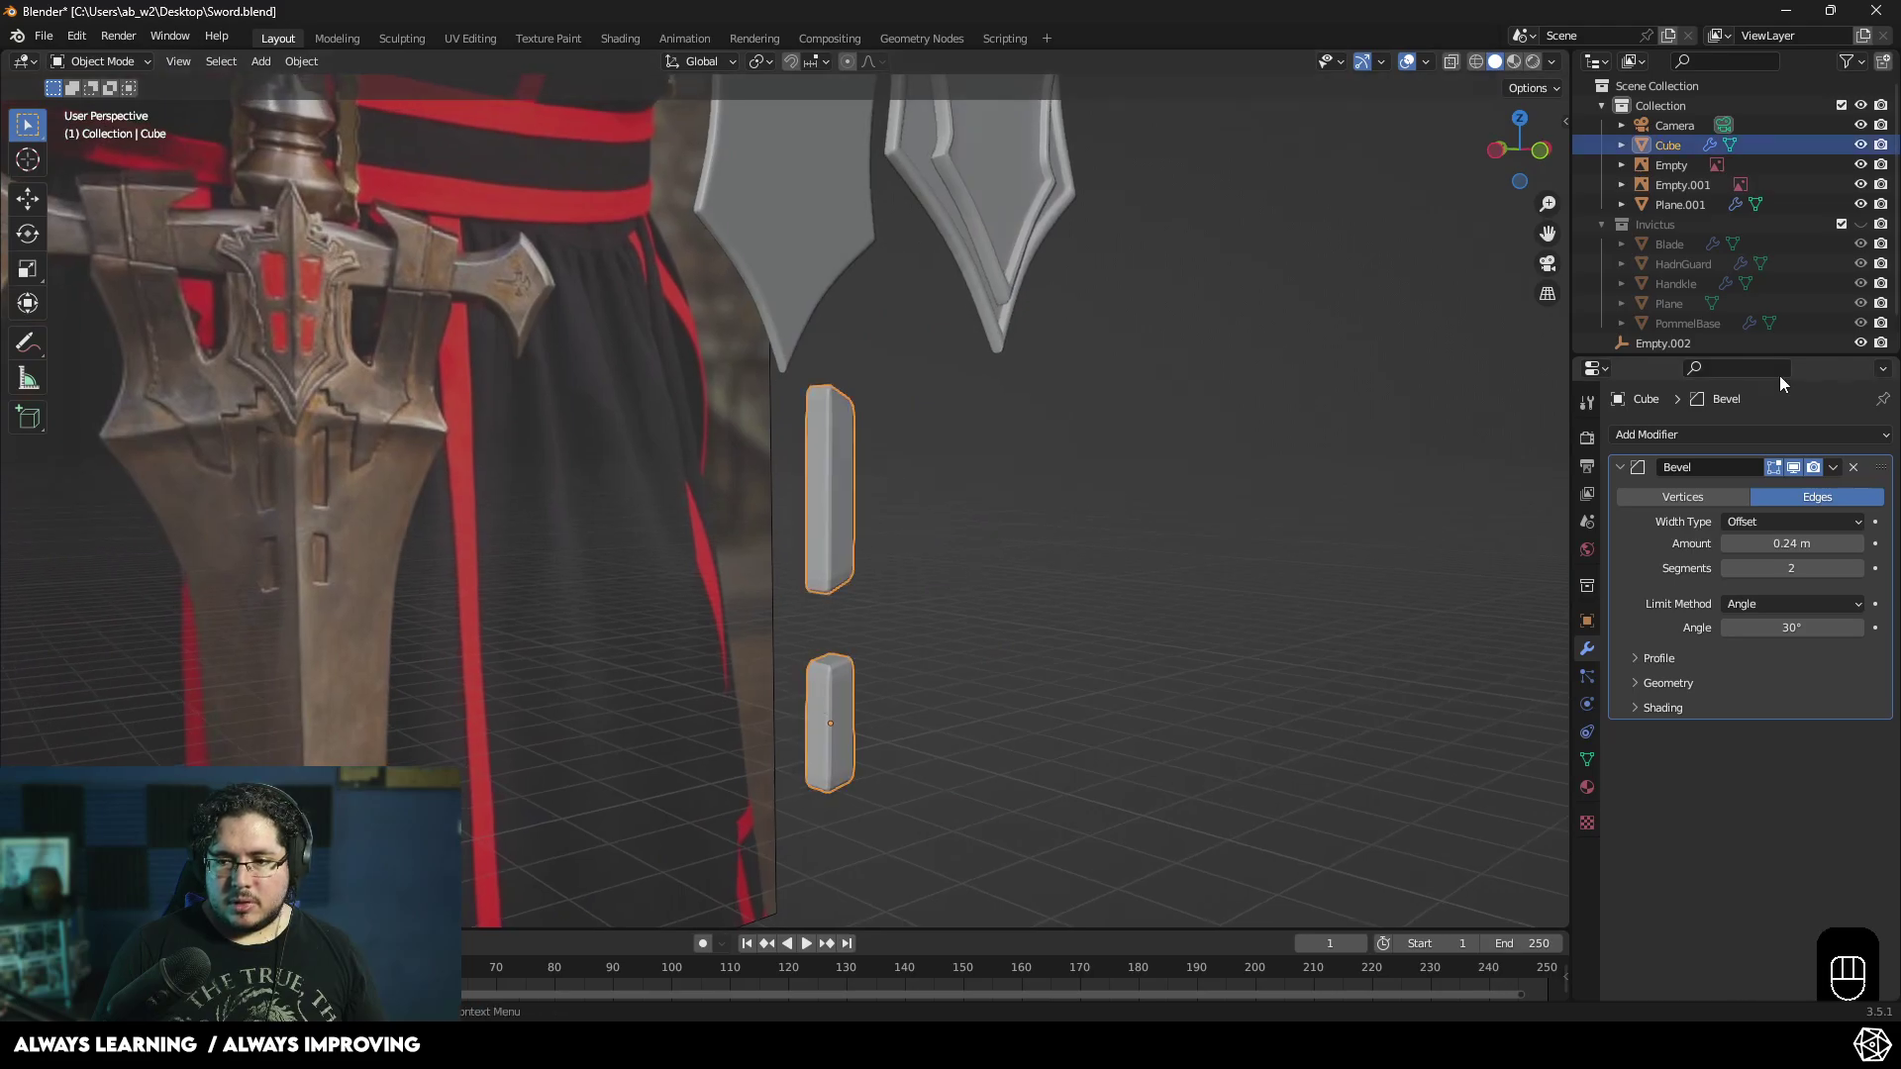
drag(1832, 464, 1717, 518)
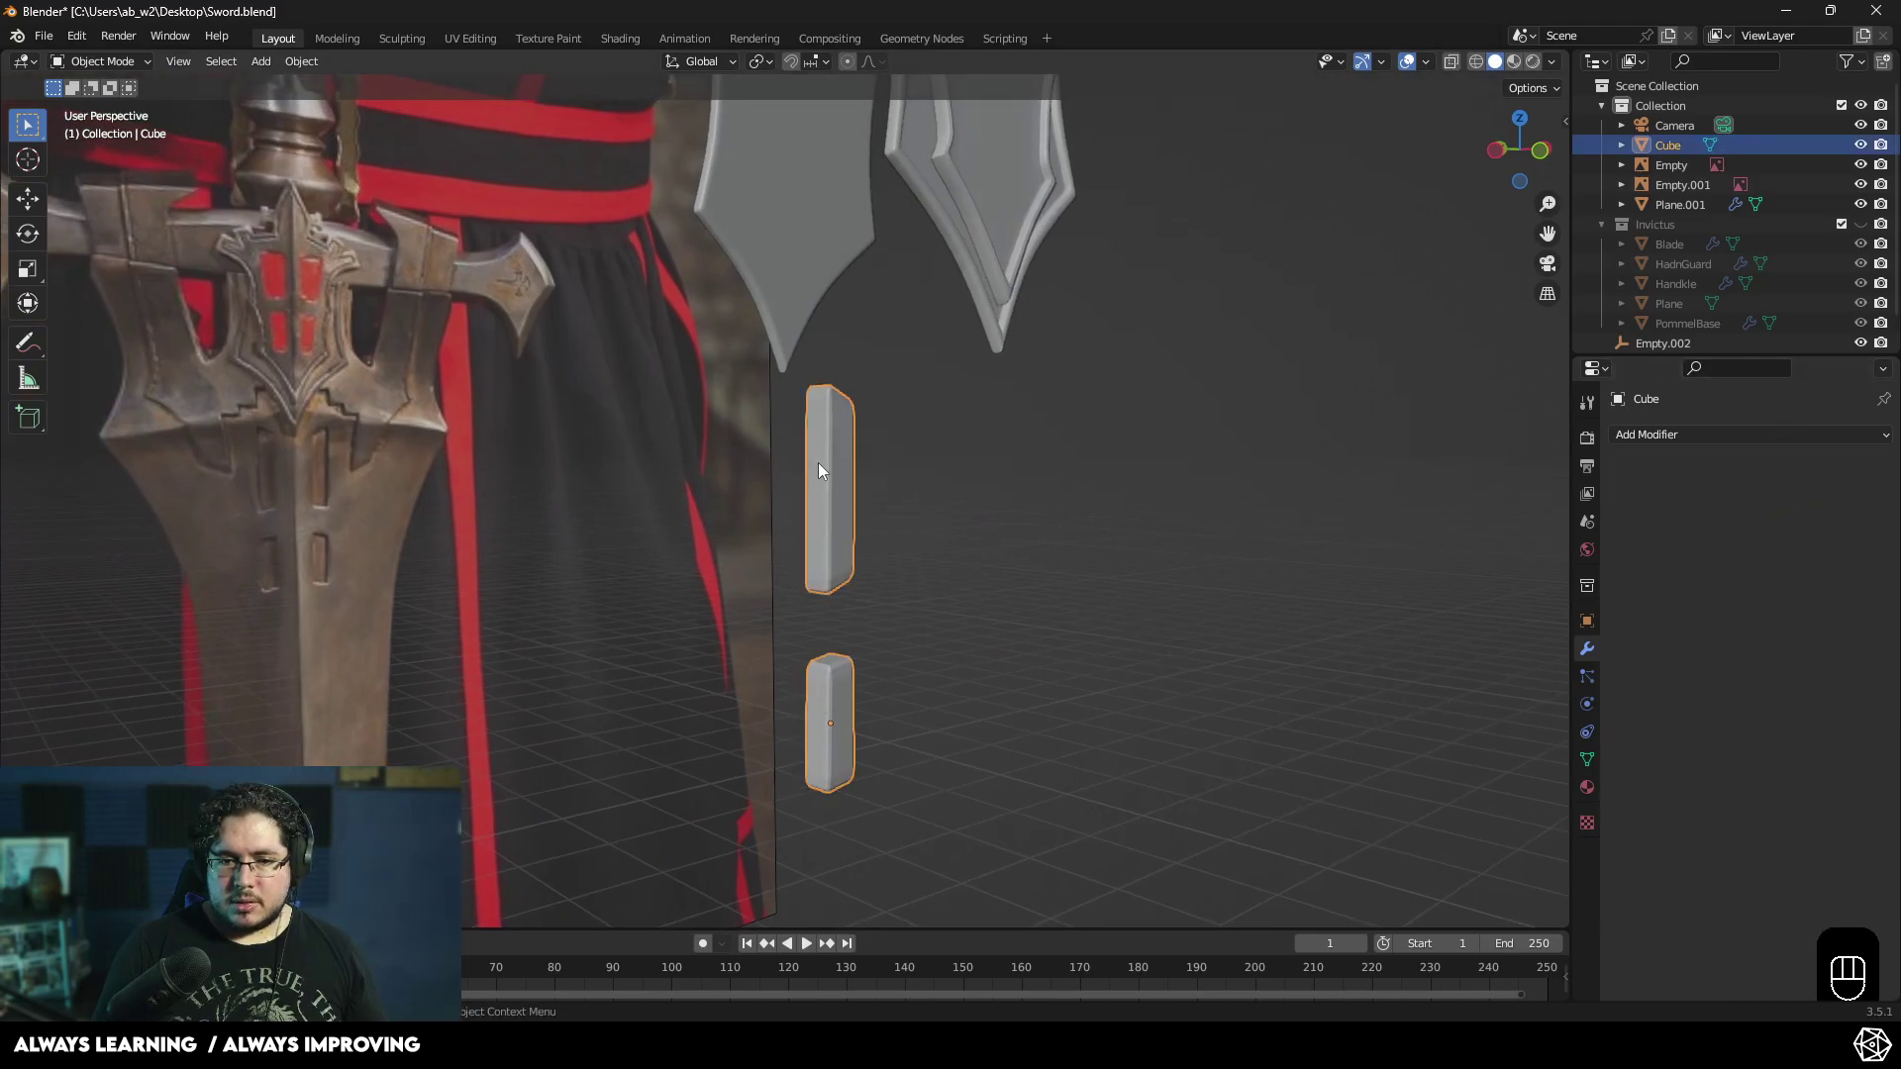
drag(1646, 444, 1569, 797)
click(1097, 606)
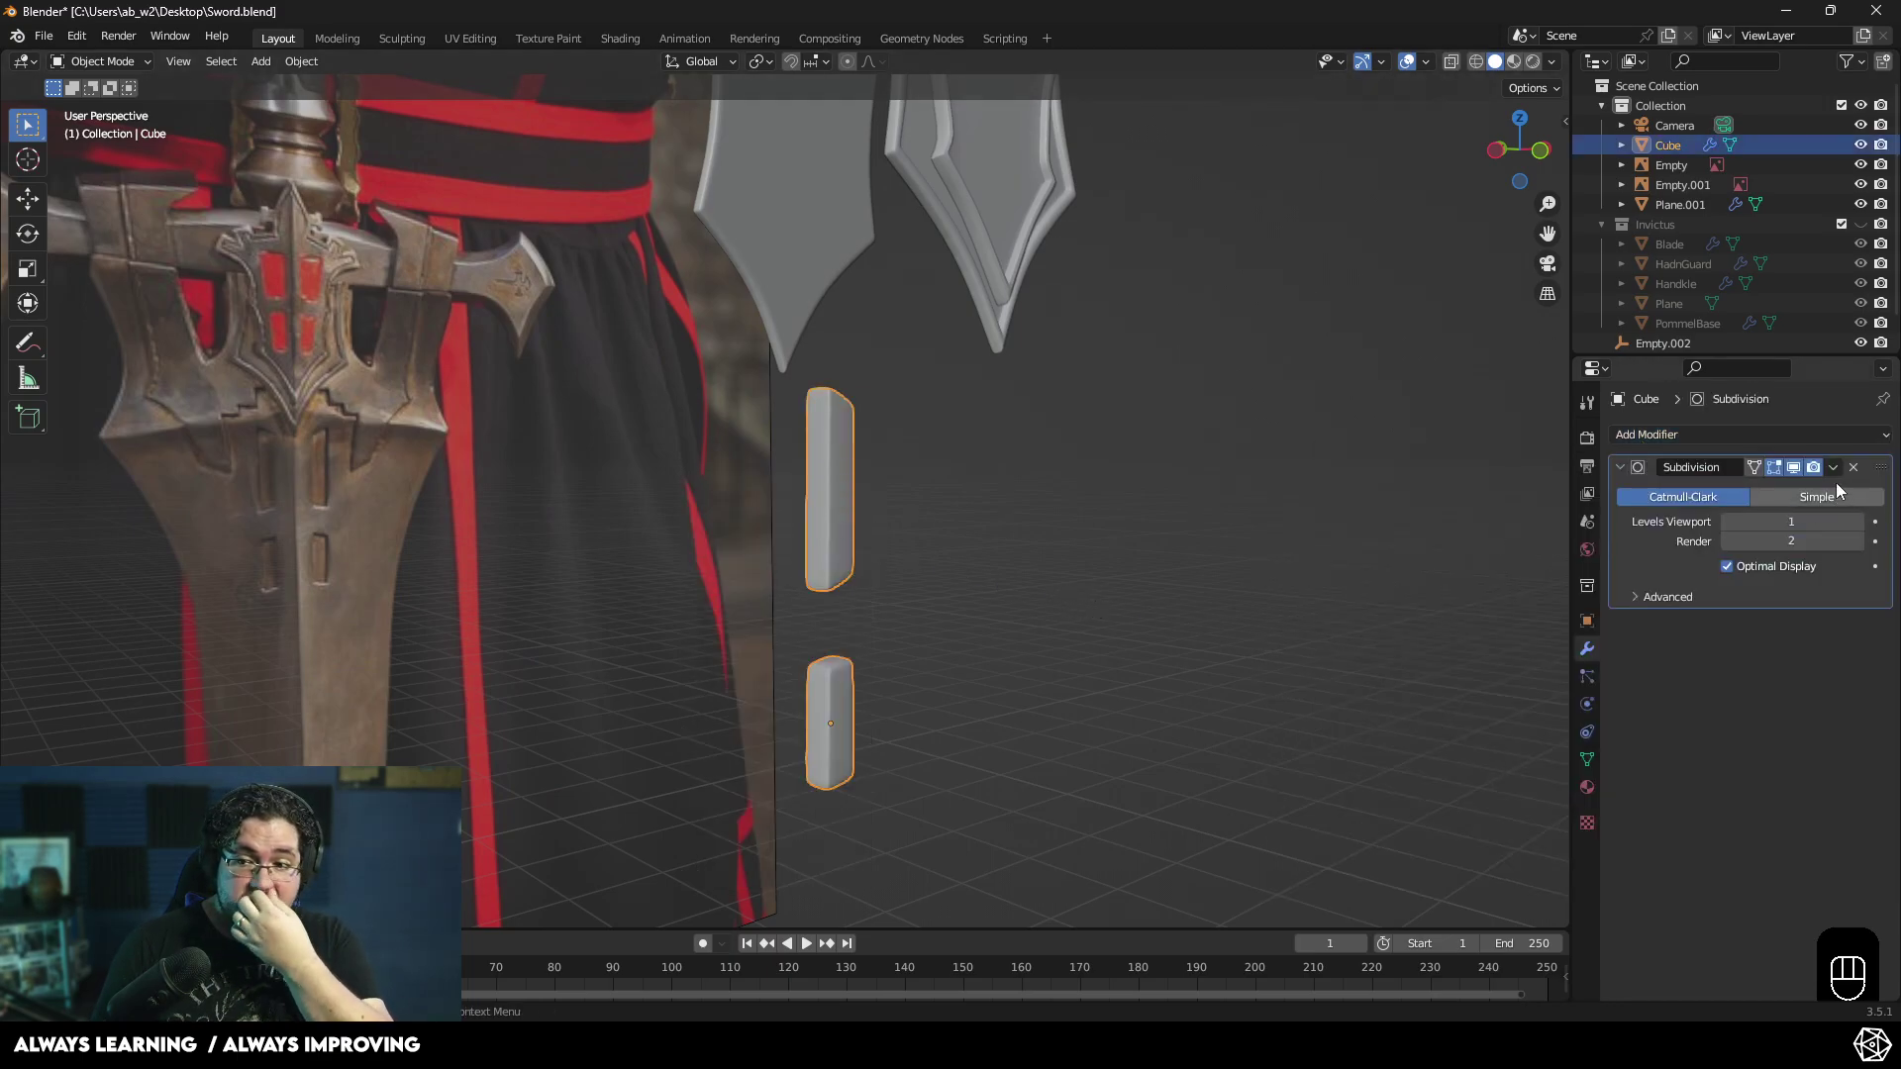
drag(1841, 473, 1734, 501)
click(1323, 531)
- Unhide the sword parts and move the rounded cutter in depth so it sits within the blade
middle_click(810, 619)
drag(902, 635, 1081, 606)
click(953, 506)
middle_click(948, 476)
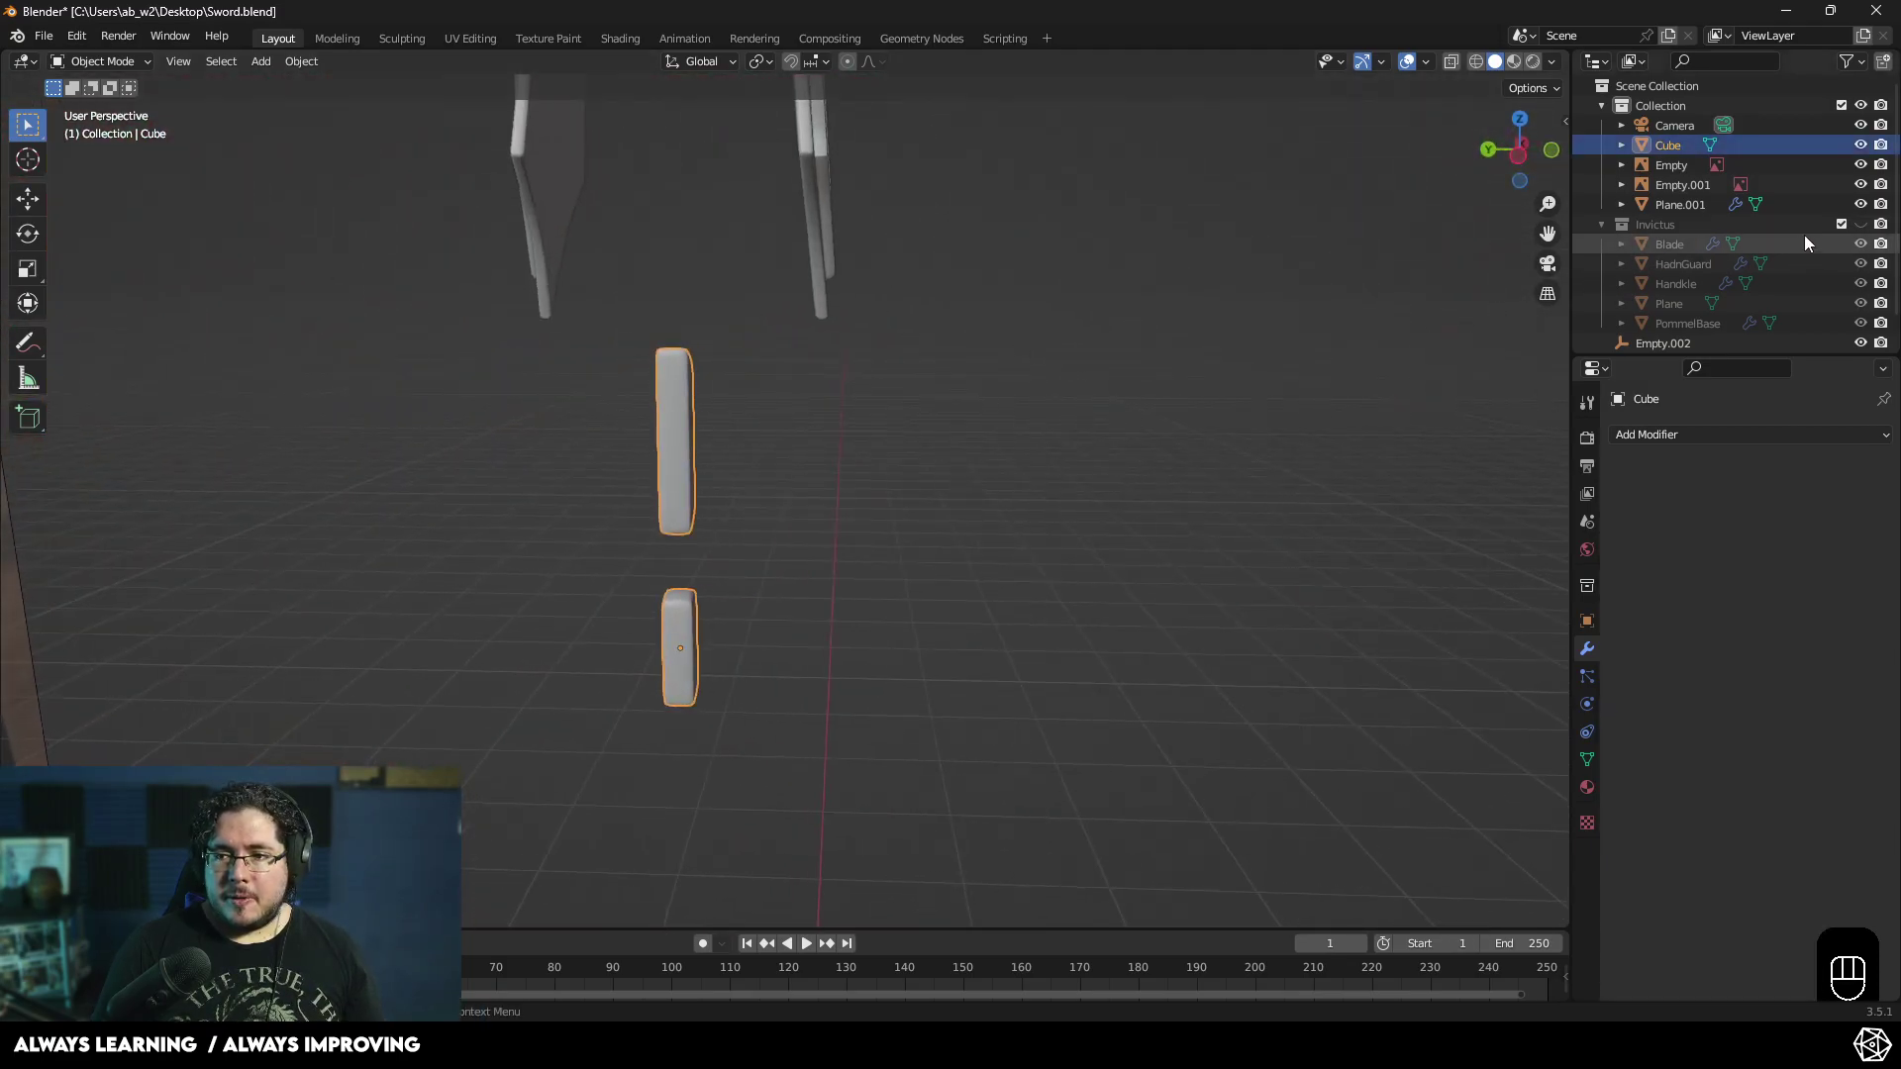
click(1864, 226)
key(g)
click(1039, 547)
drag(812, 551, 659, 553)
drag(869, 596, 1140, 547)
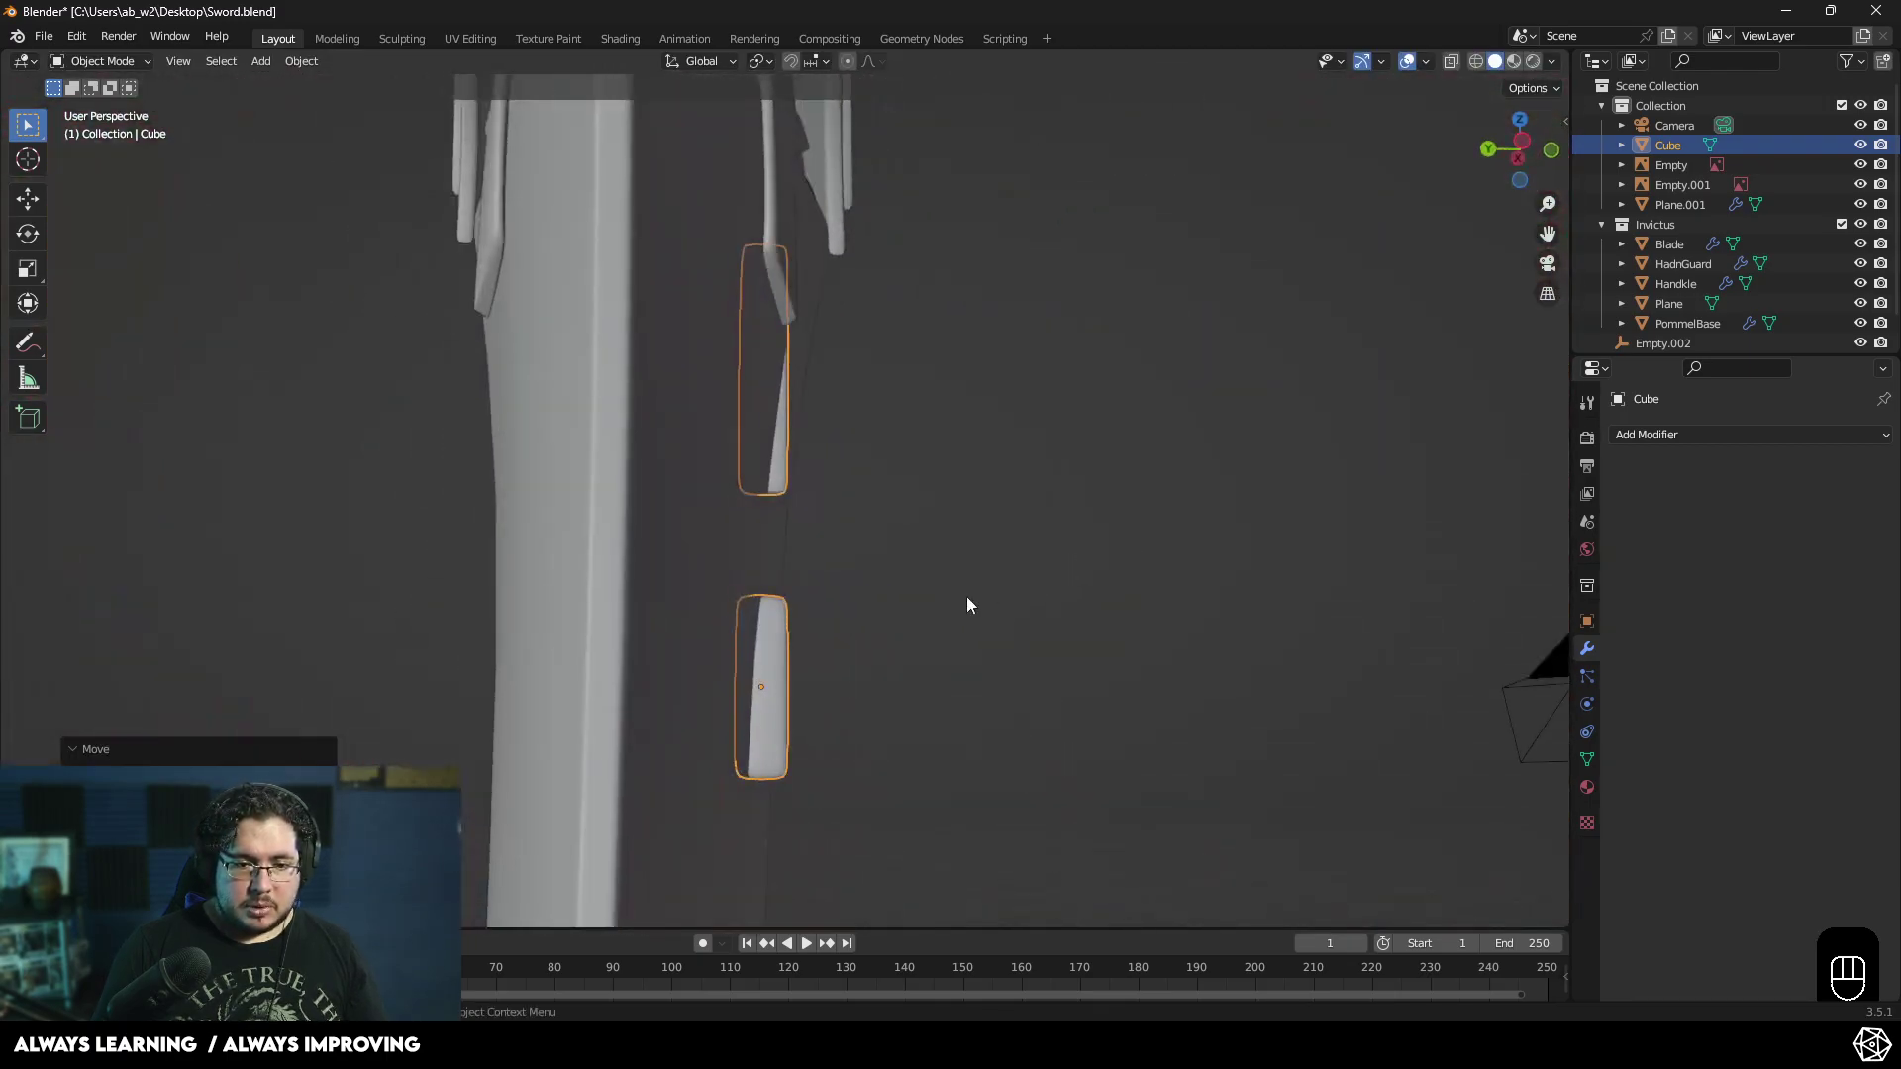
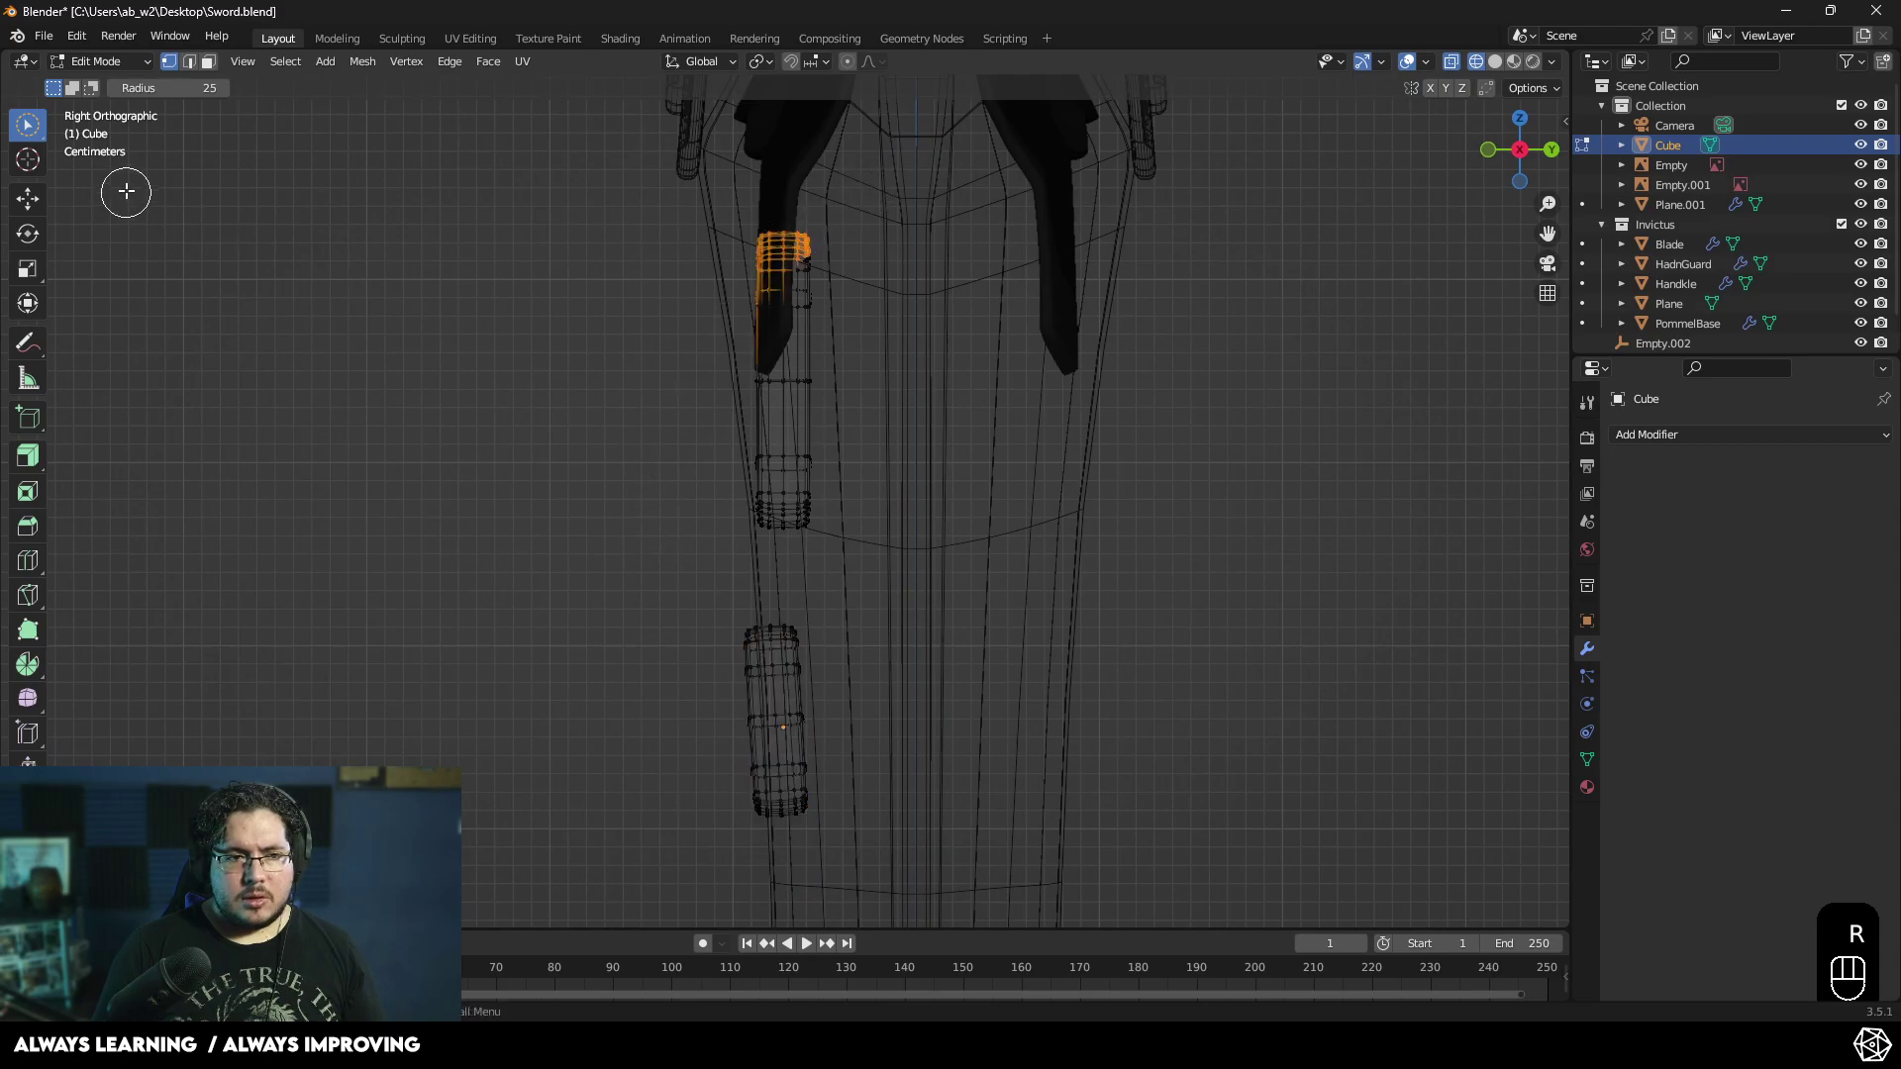
- Tilt the cutter's lower bar slightly in side view to follow the blade's slanted edge
key(w)
key(w)
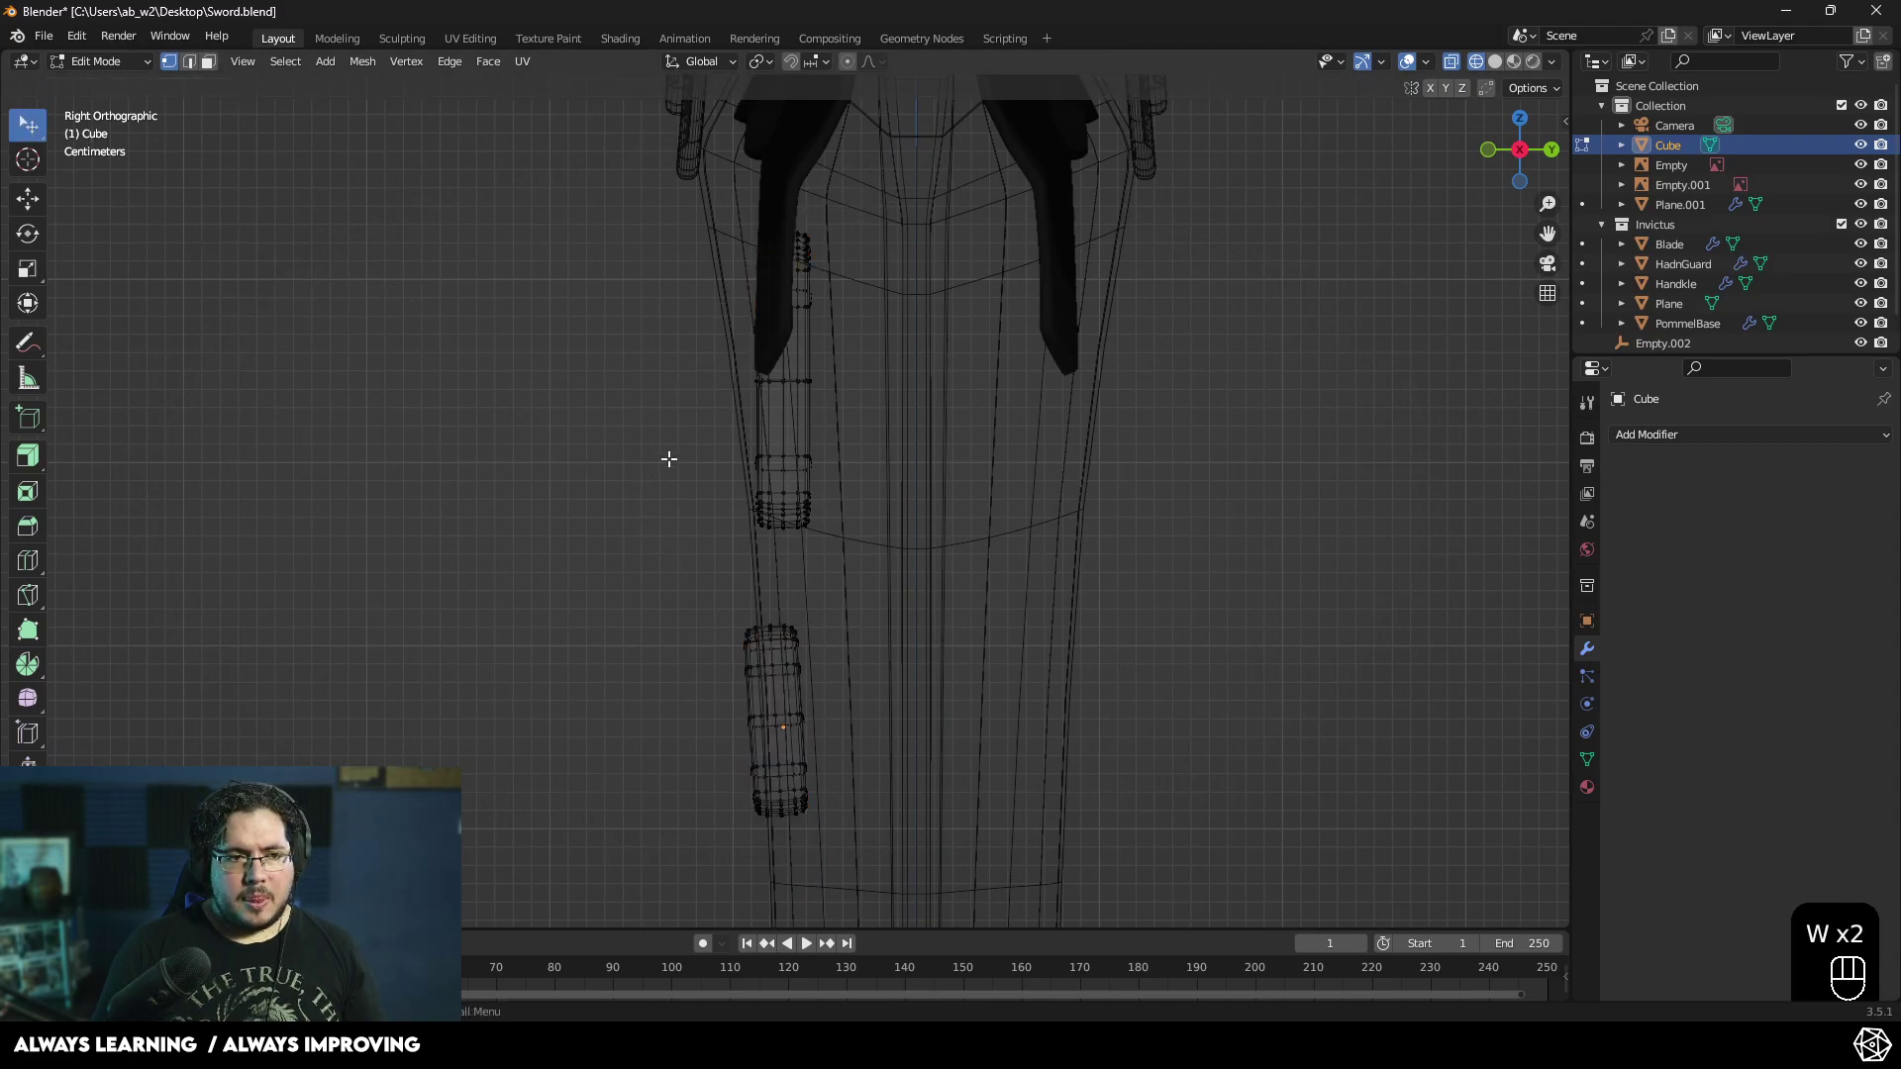
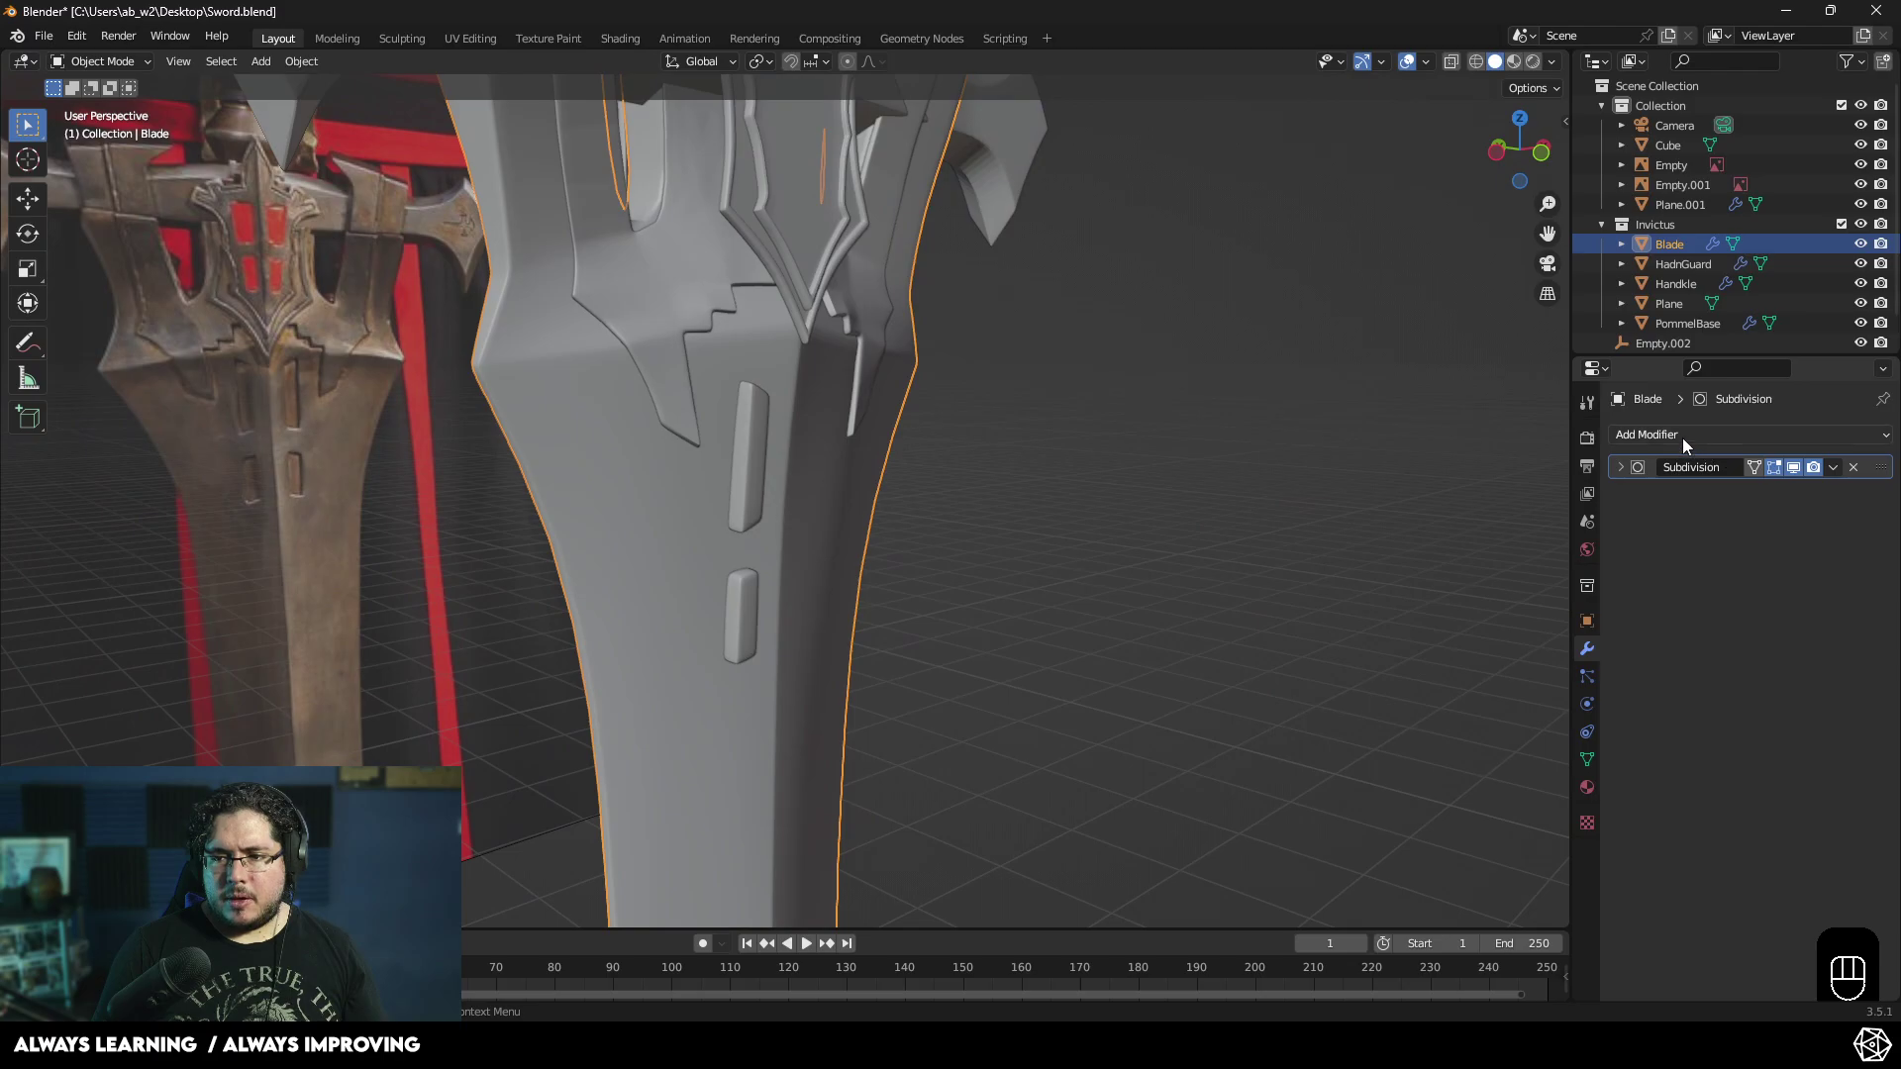
- Give the Blade an Exact Boolean Difference modifier using the Cube as the cutter
drag(1844, 472, 1752, 490)
drag(1106, 545, 909, 557)
drag(780, 536, 894, 519)
click(788, 503)
drag(1685, 435, 1516, 545)
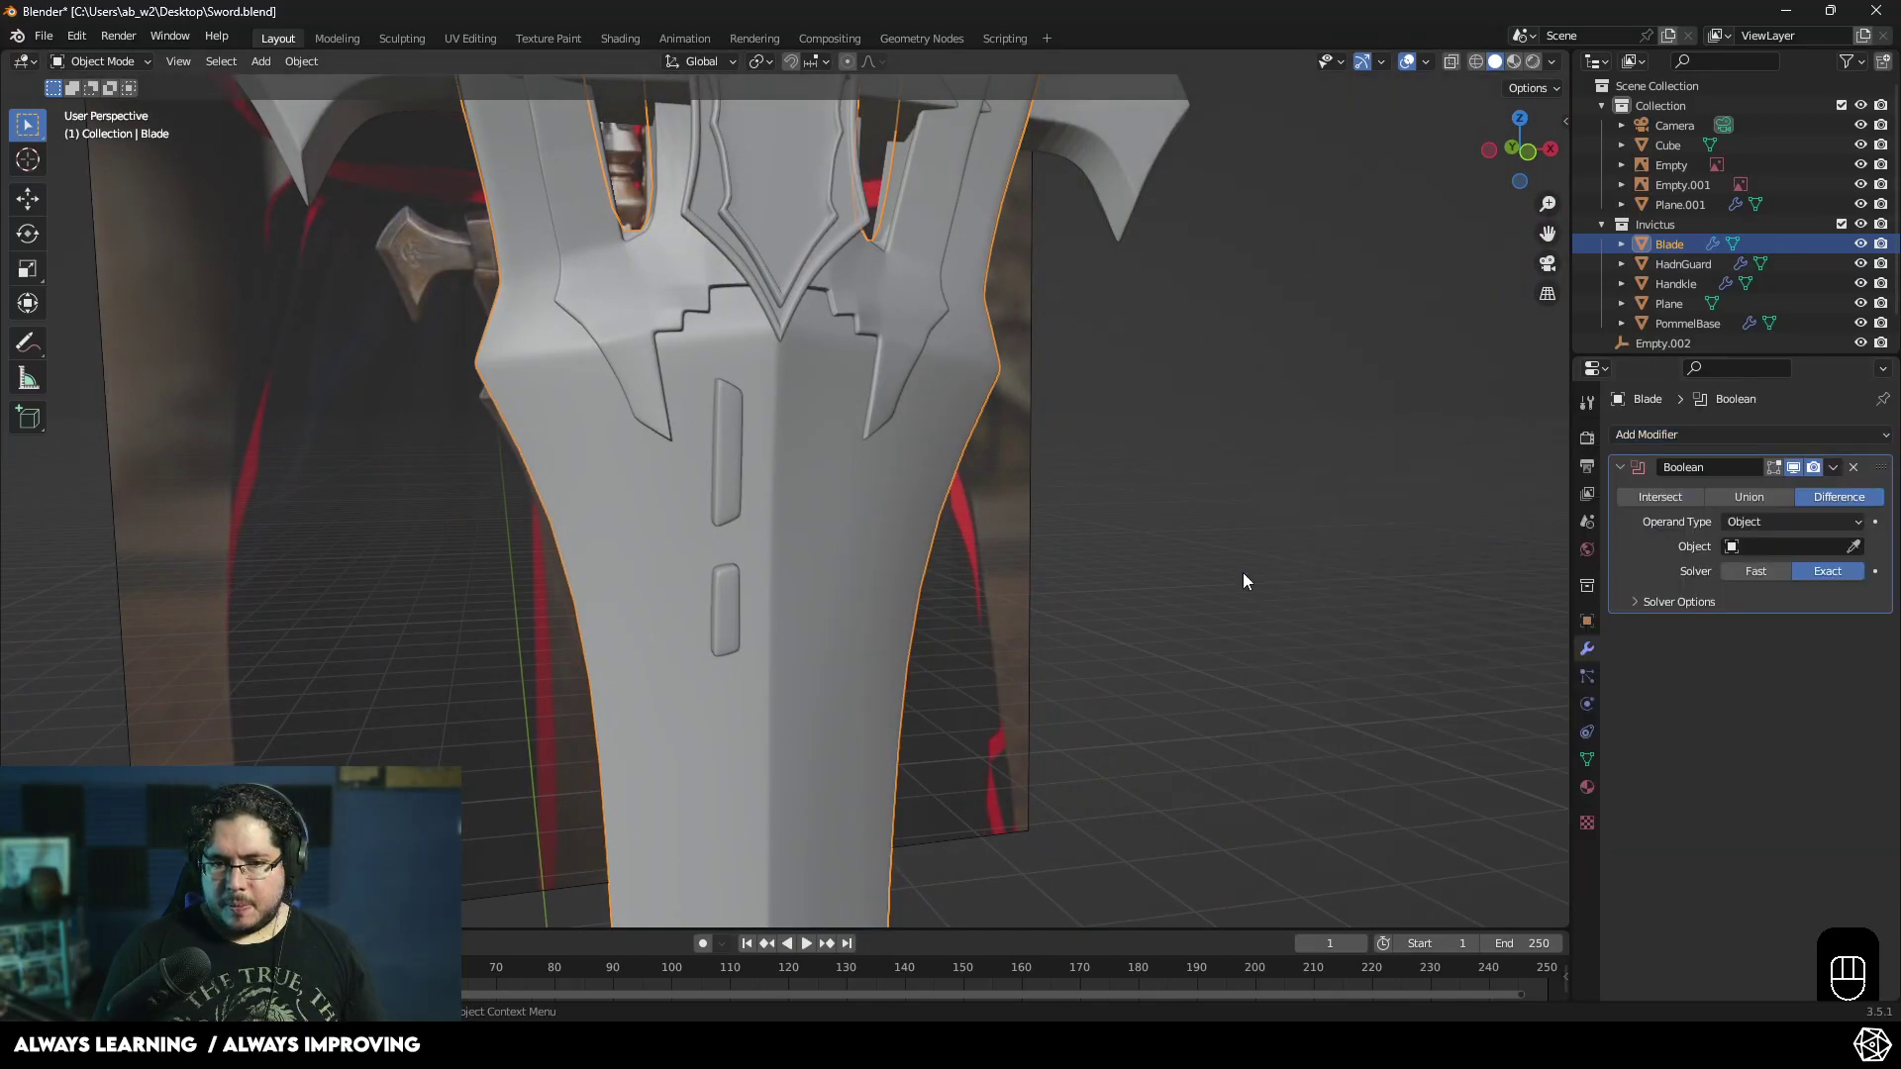
drag(1284, 586, 1372, 586)
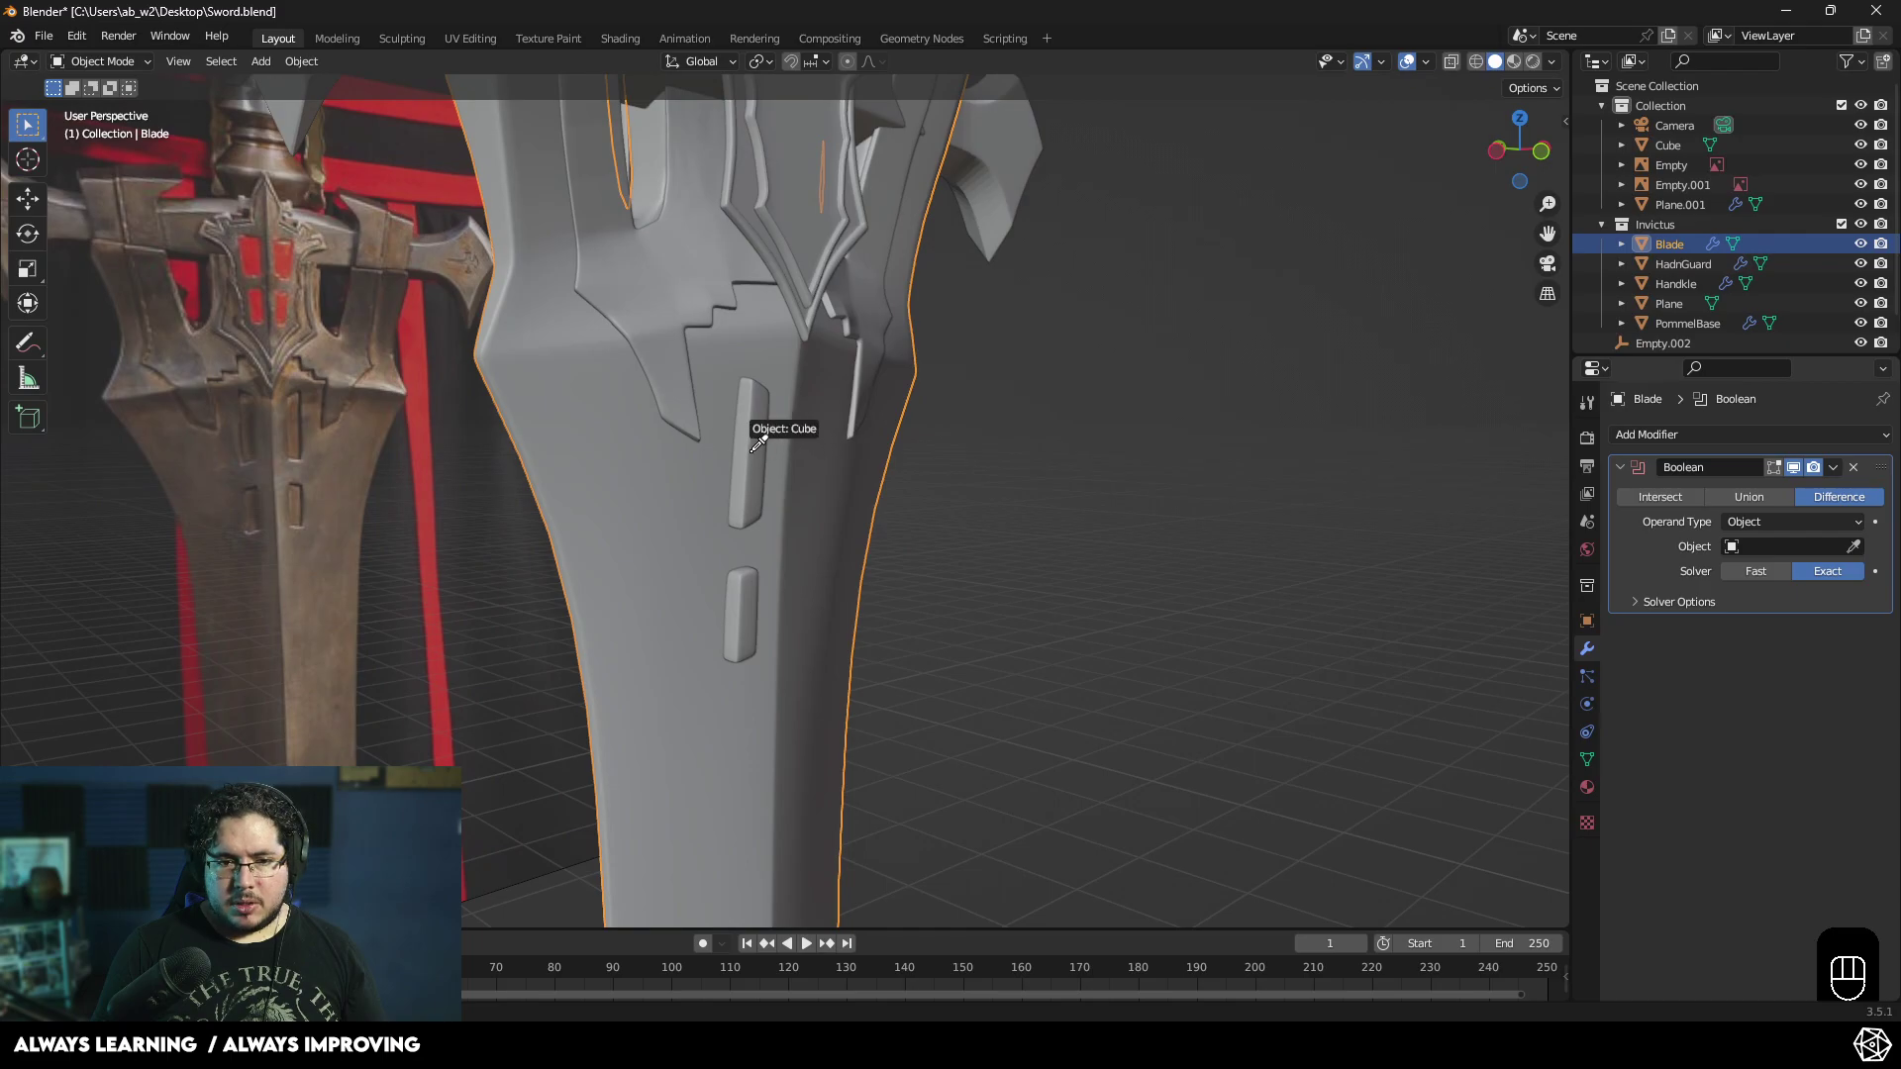
drag(981, 559, 1103, 561)
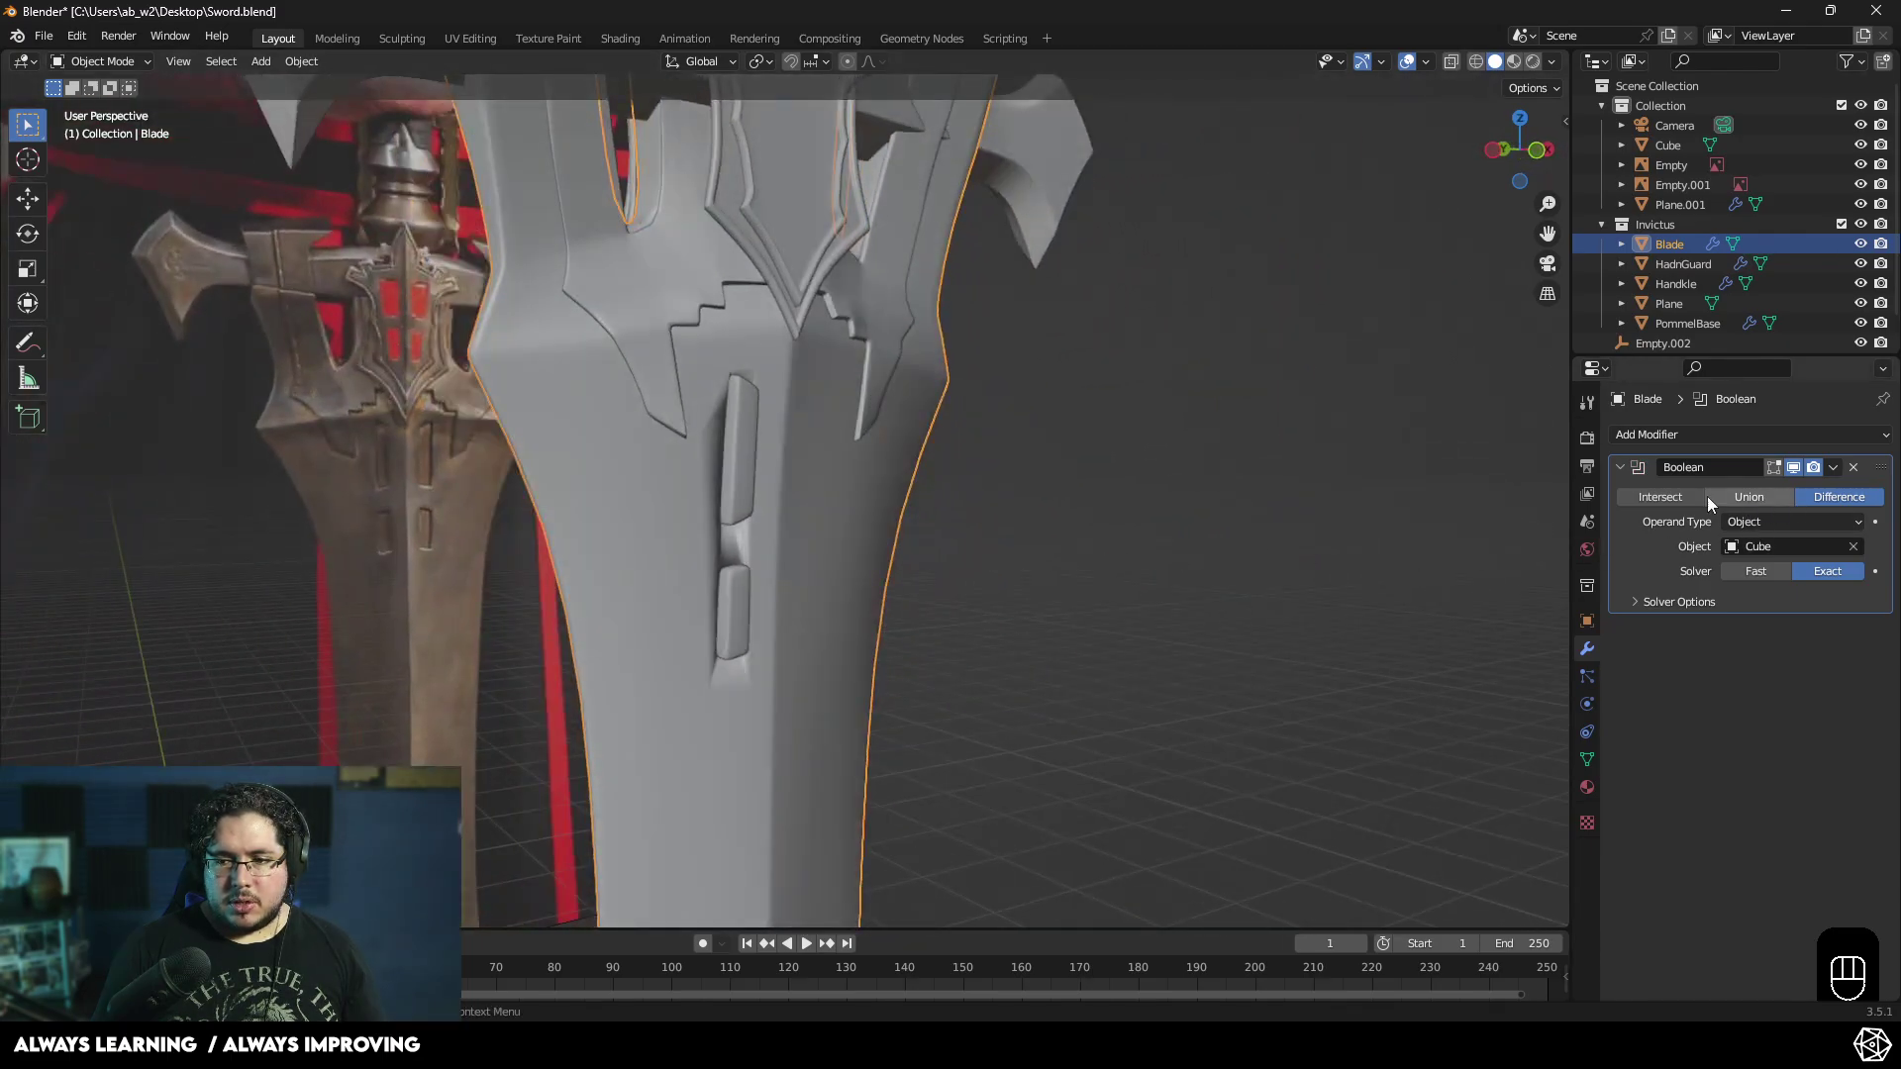
click(1748, 496)
click(1677, 502)
click(1861, 505)
- Select the Cube cutter and bring up its Object Properties for viewport display
drag(830, 606, 767, 618)
click(730, 469)
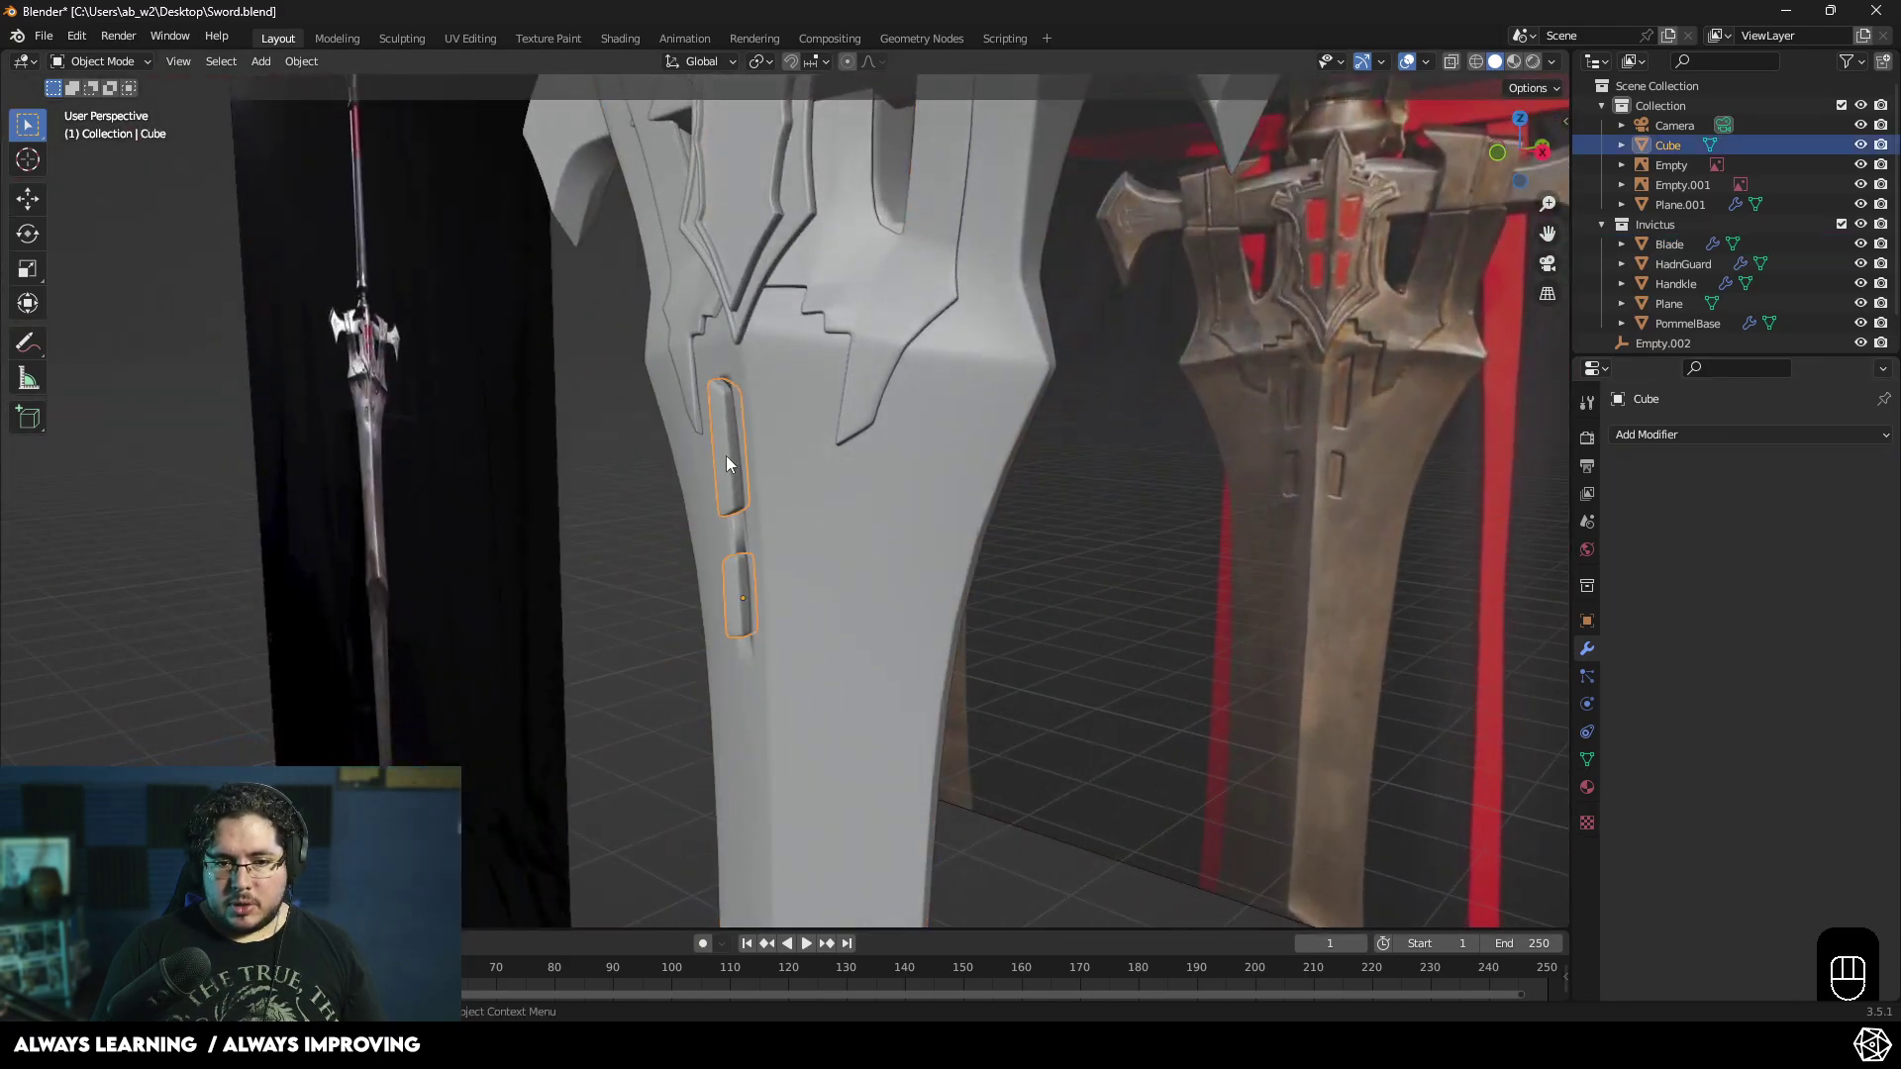
drag(842, 476, 873, 452)
middle_click(1183, 596)
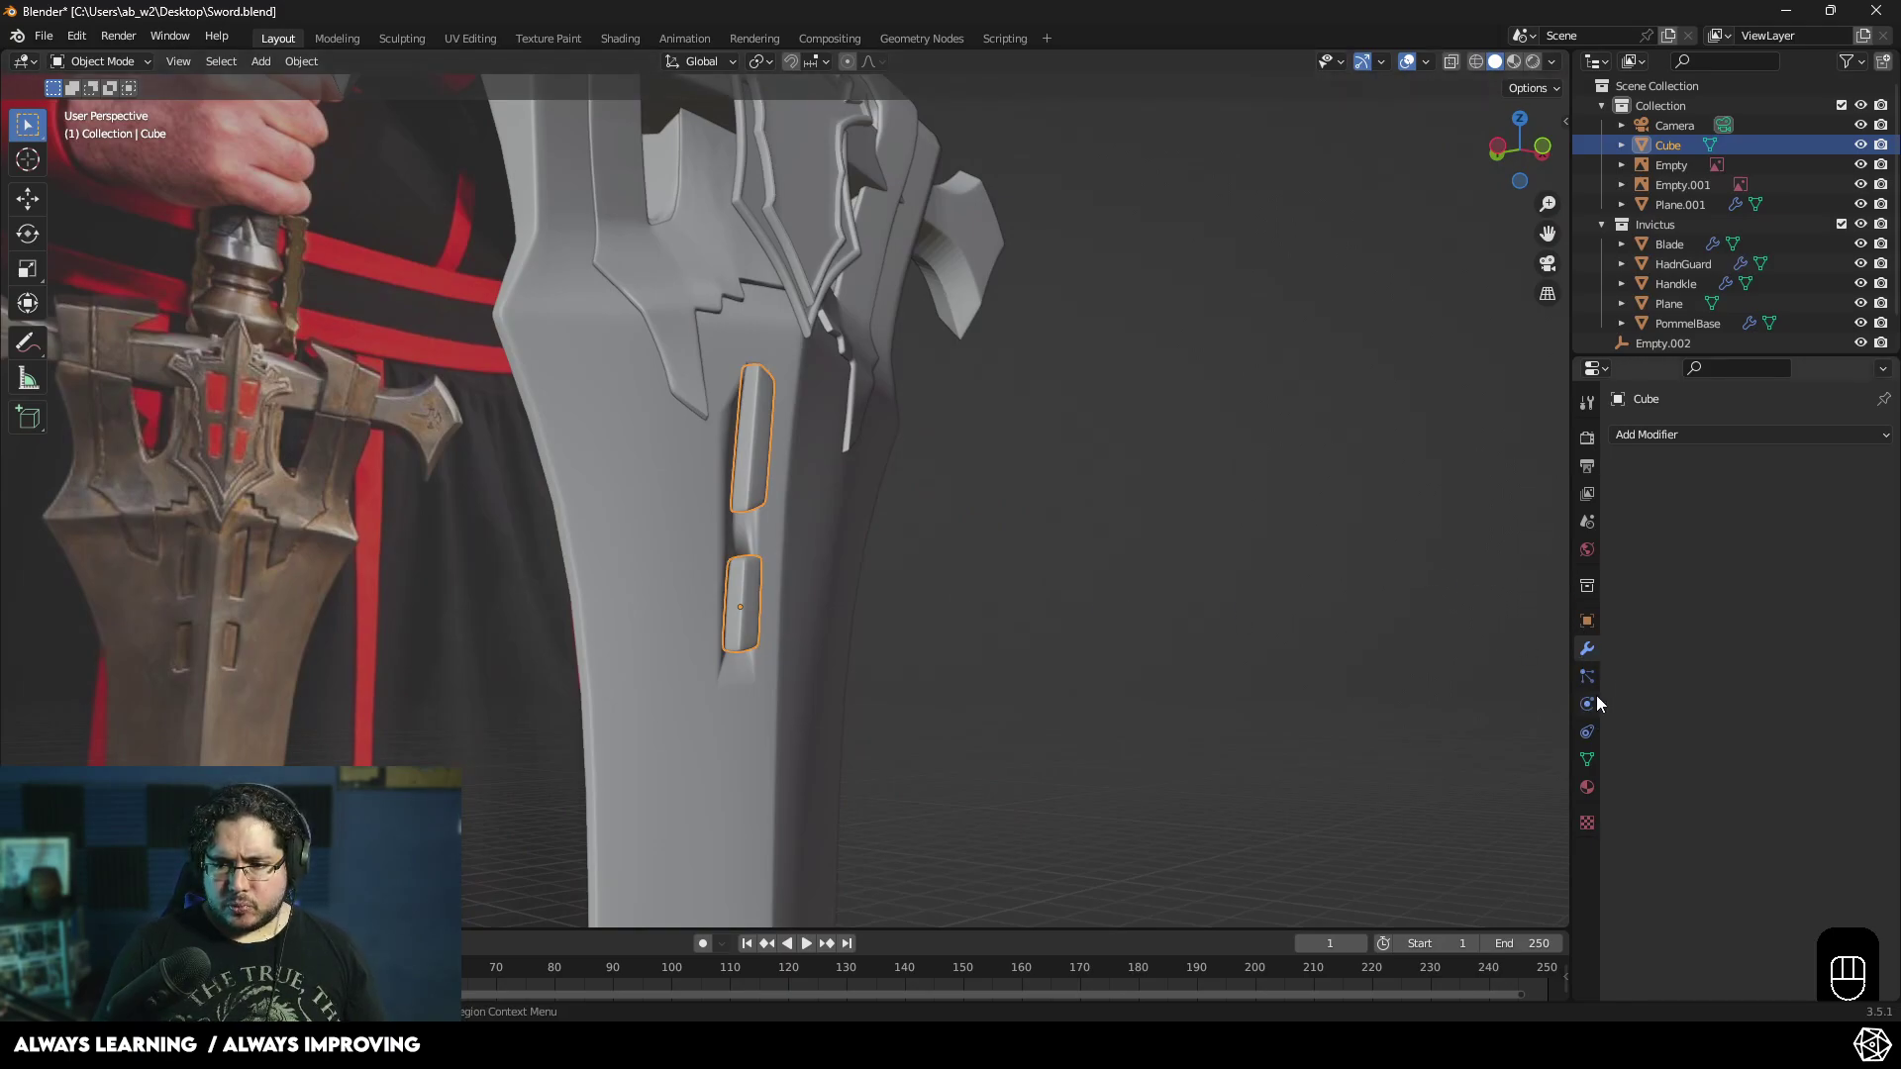
click(1598, 632)
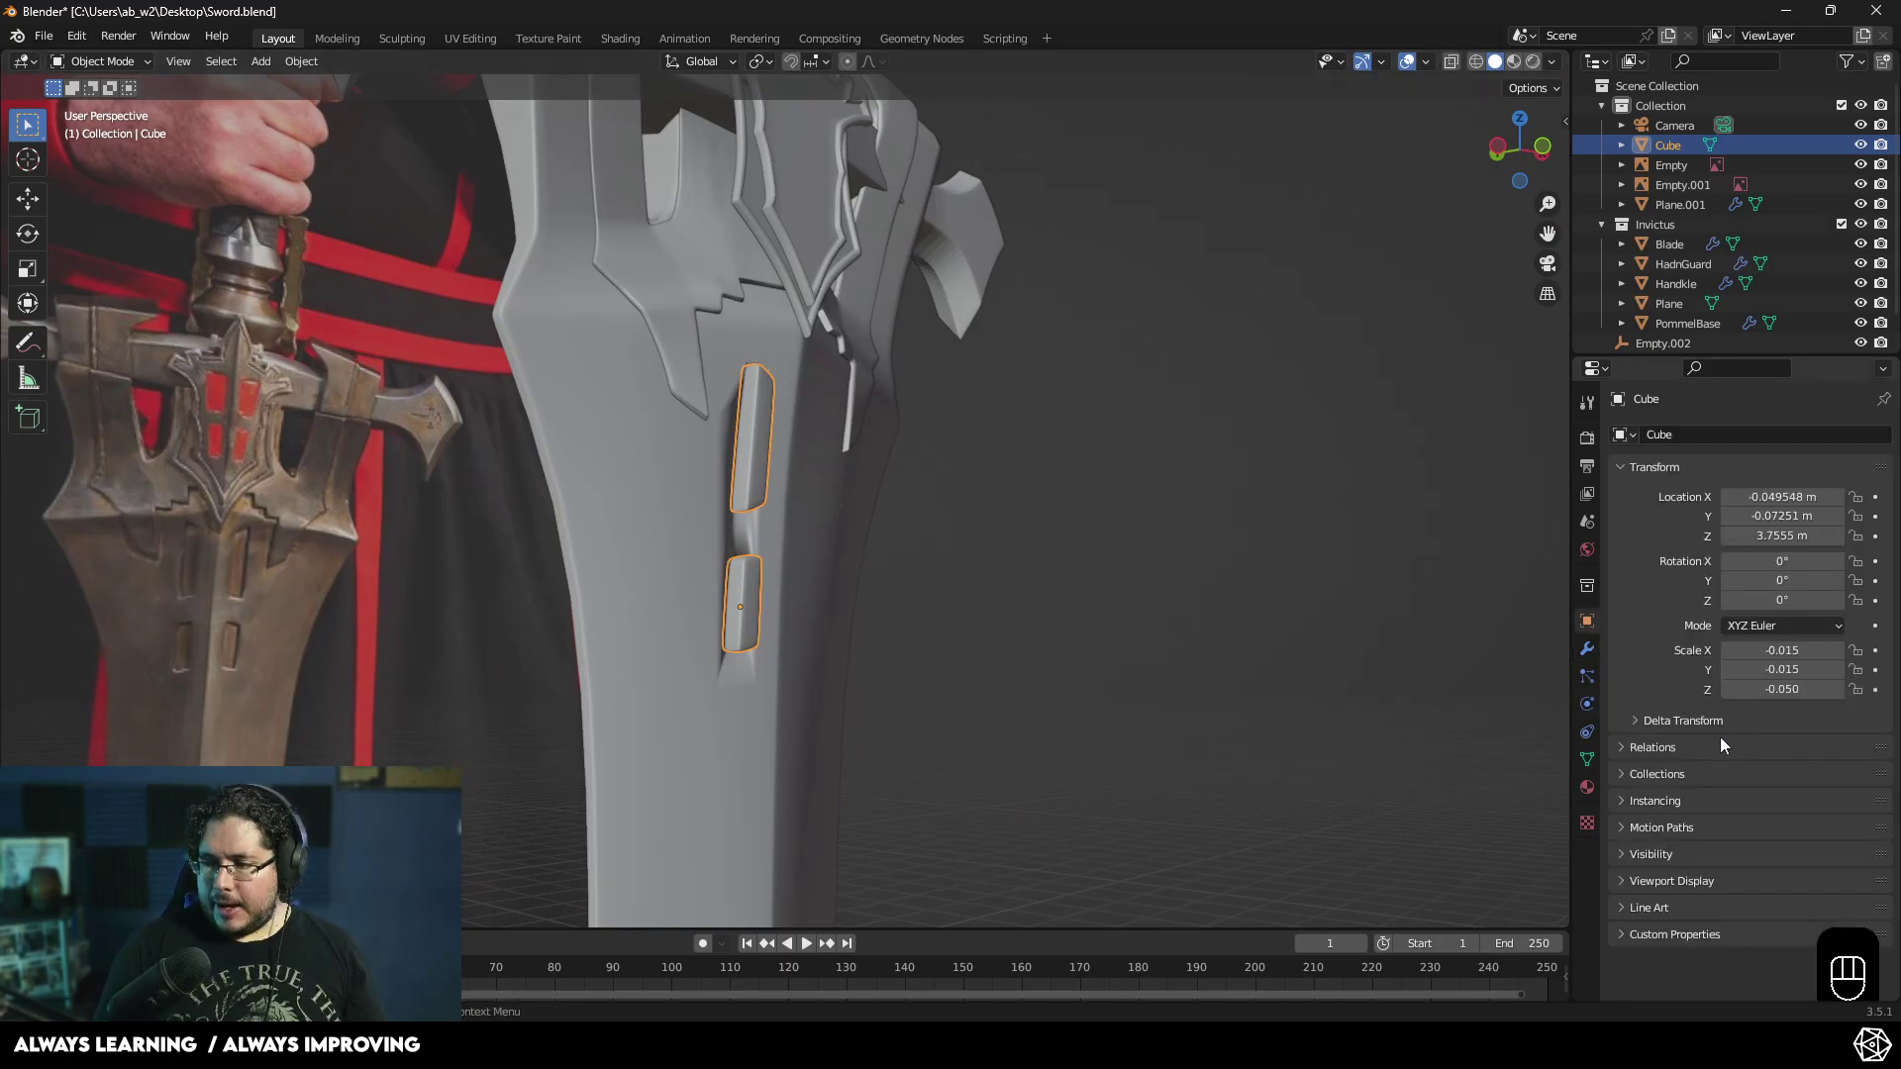
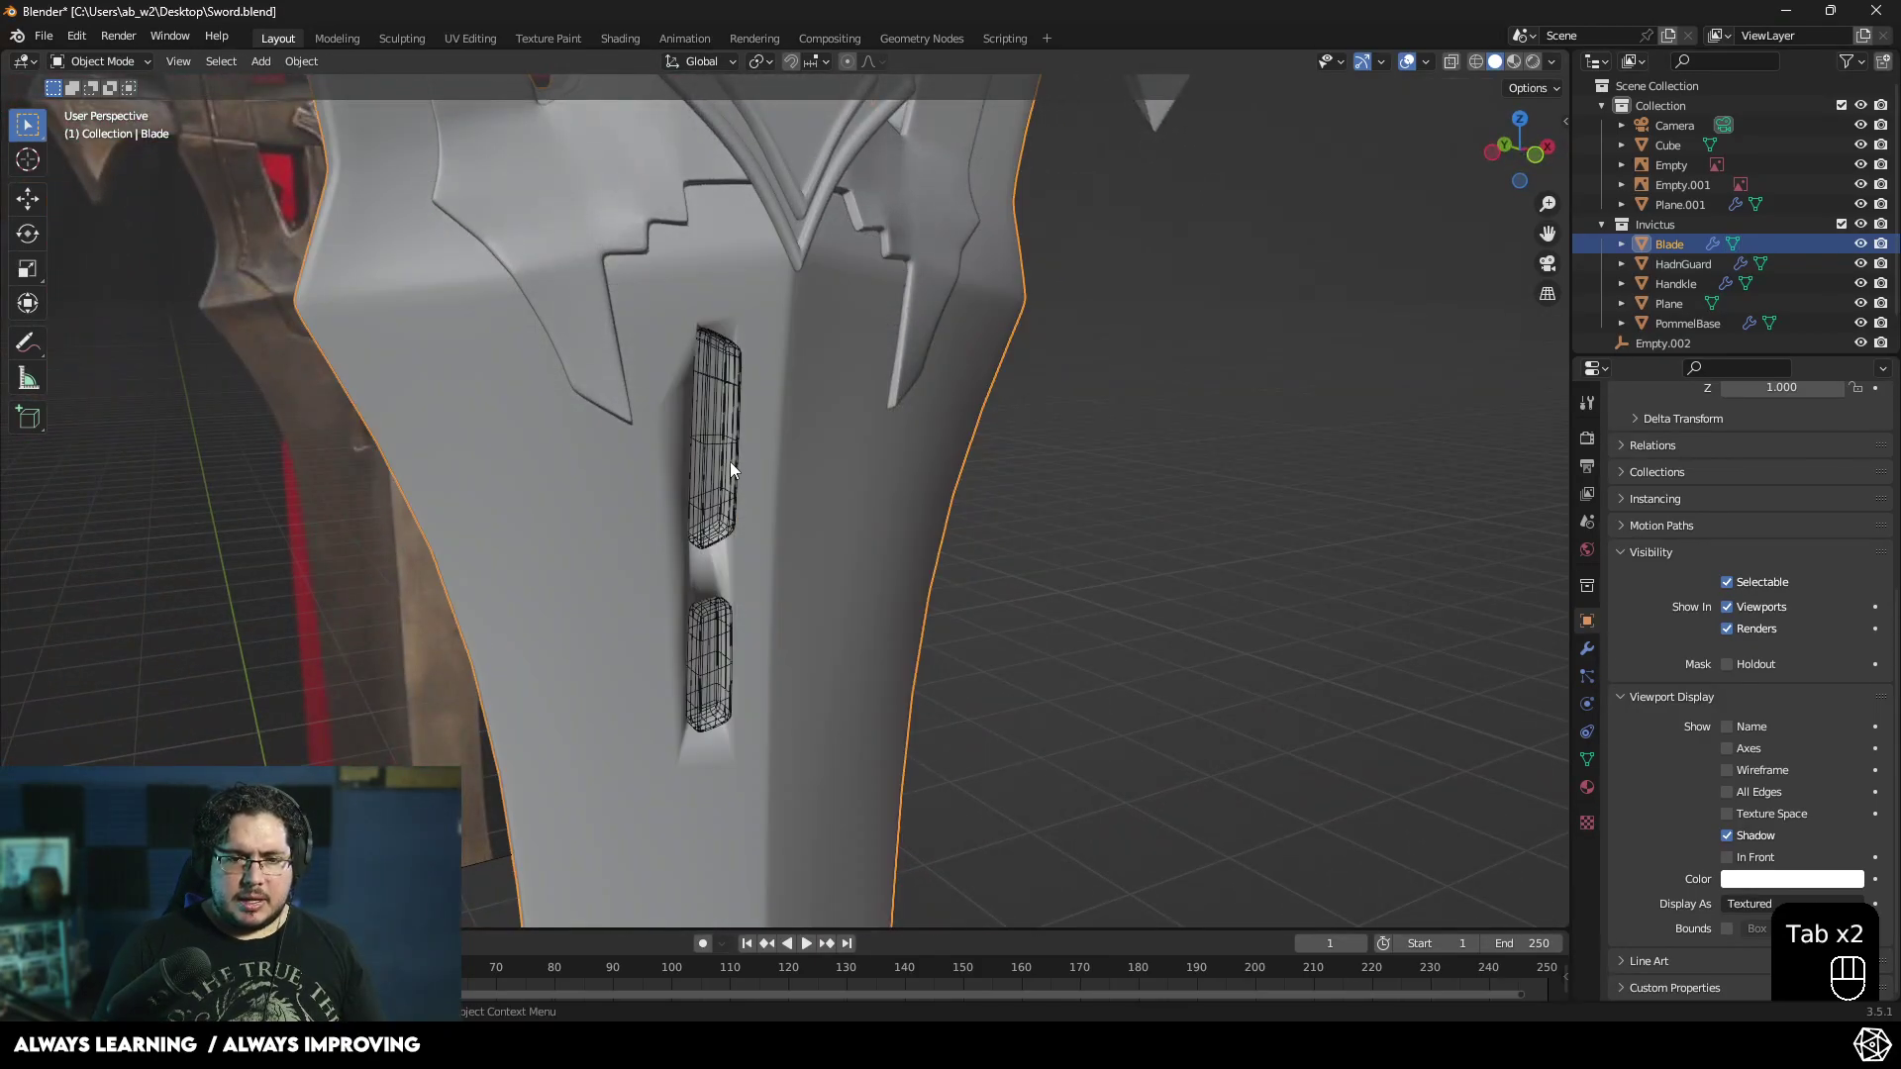
- Add a Boolean modifier to the Blade set to Difference, then inspect the slot-shaped Cube
key(ctrl+a)
drag(1011, 507, 1148, 528)
click(1156, 531)
drag(1075, 497, 1000, 493)
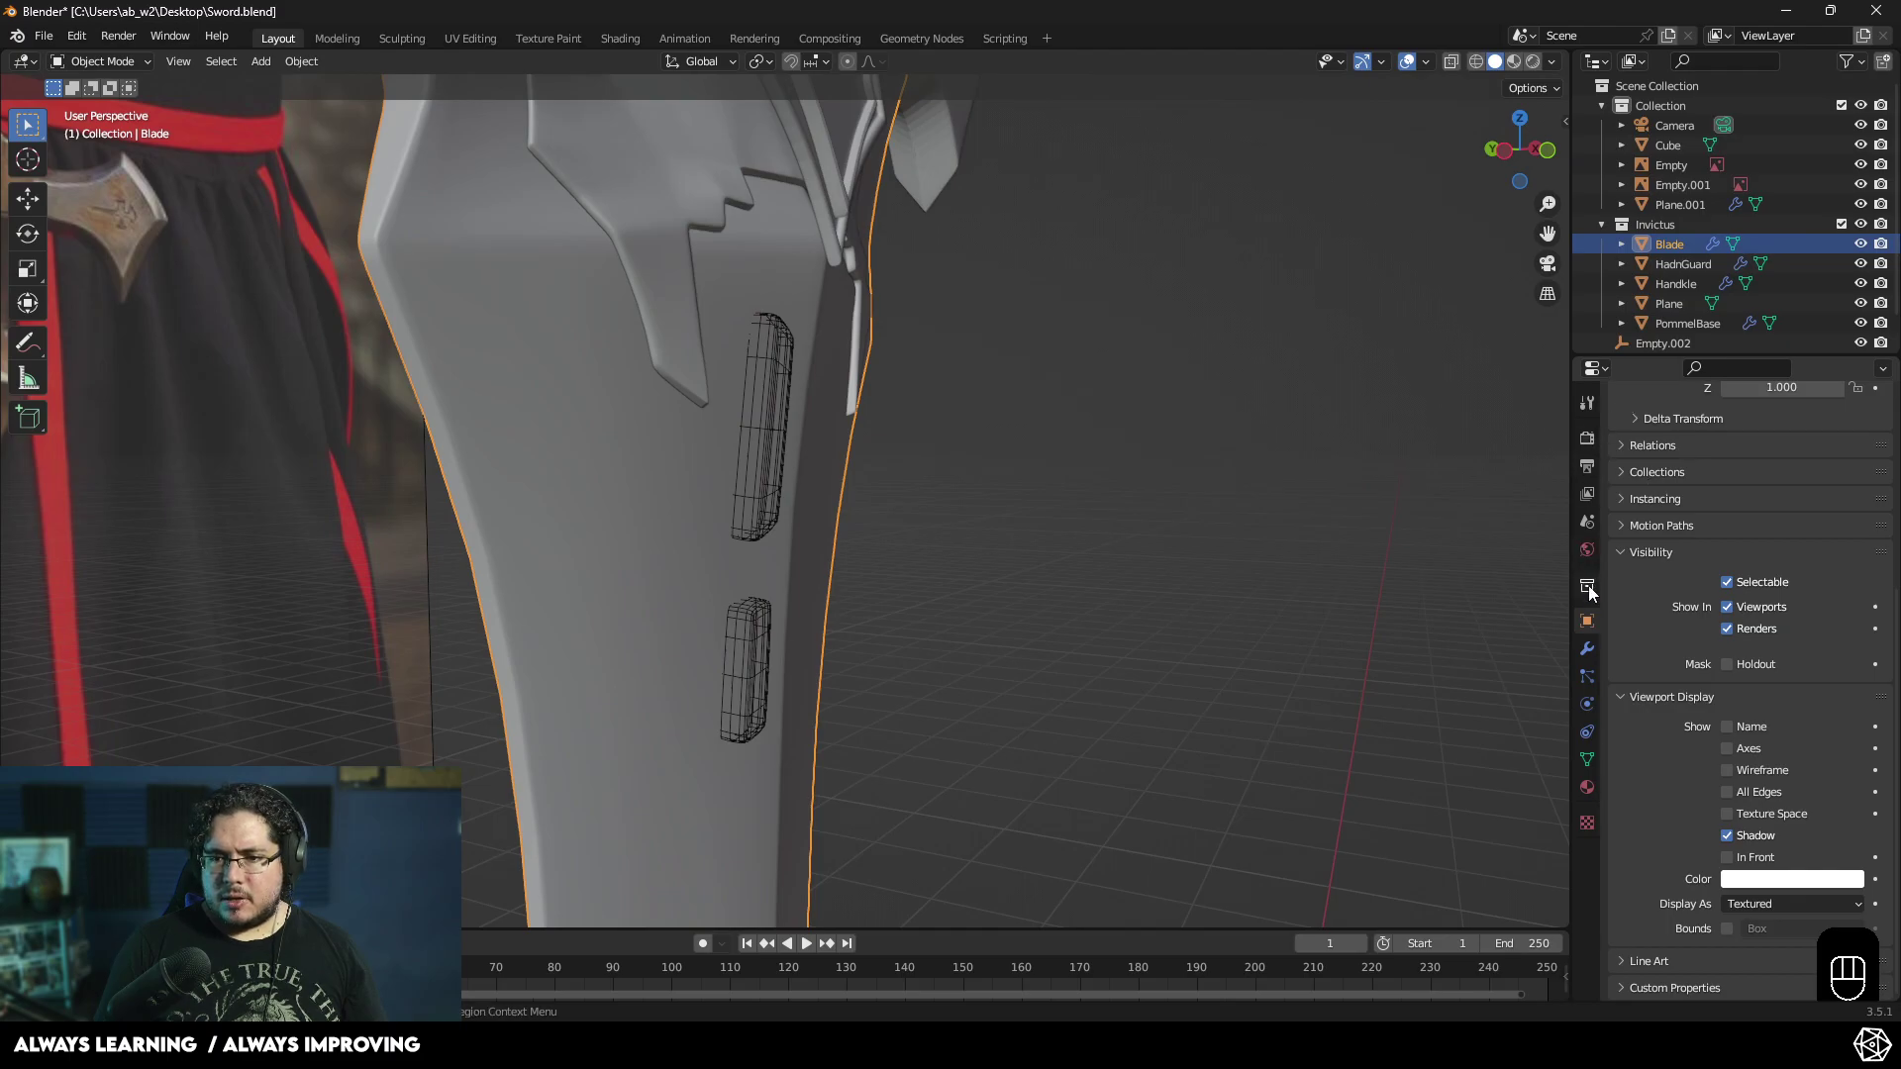
click(1595, 649)
click(1862, 557)
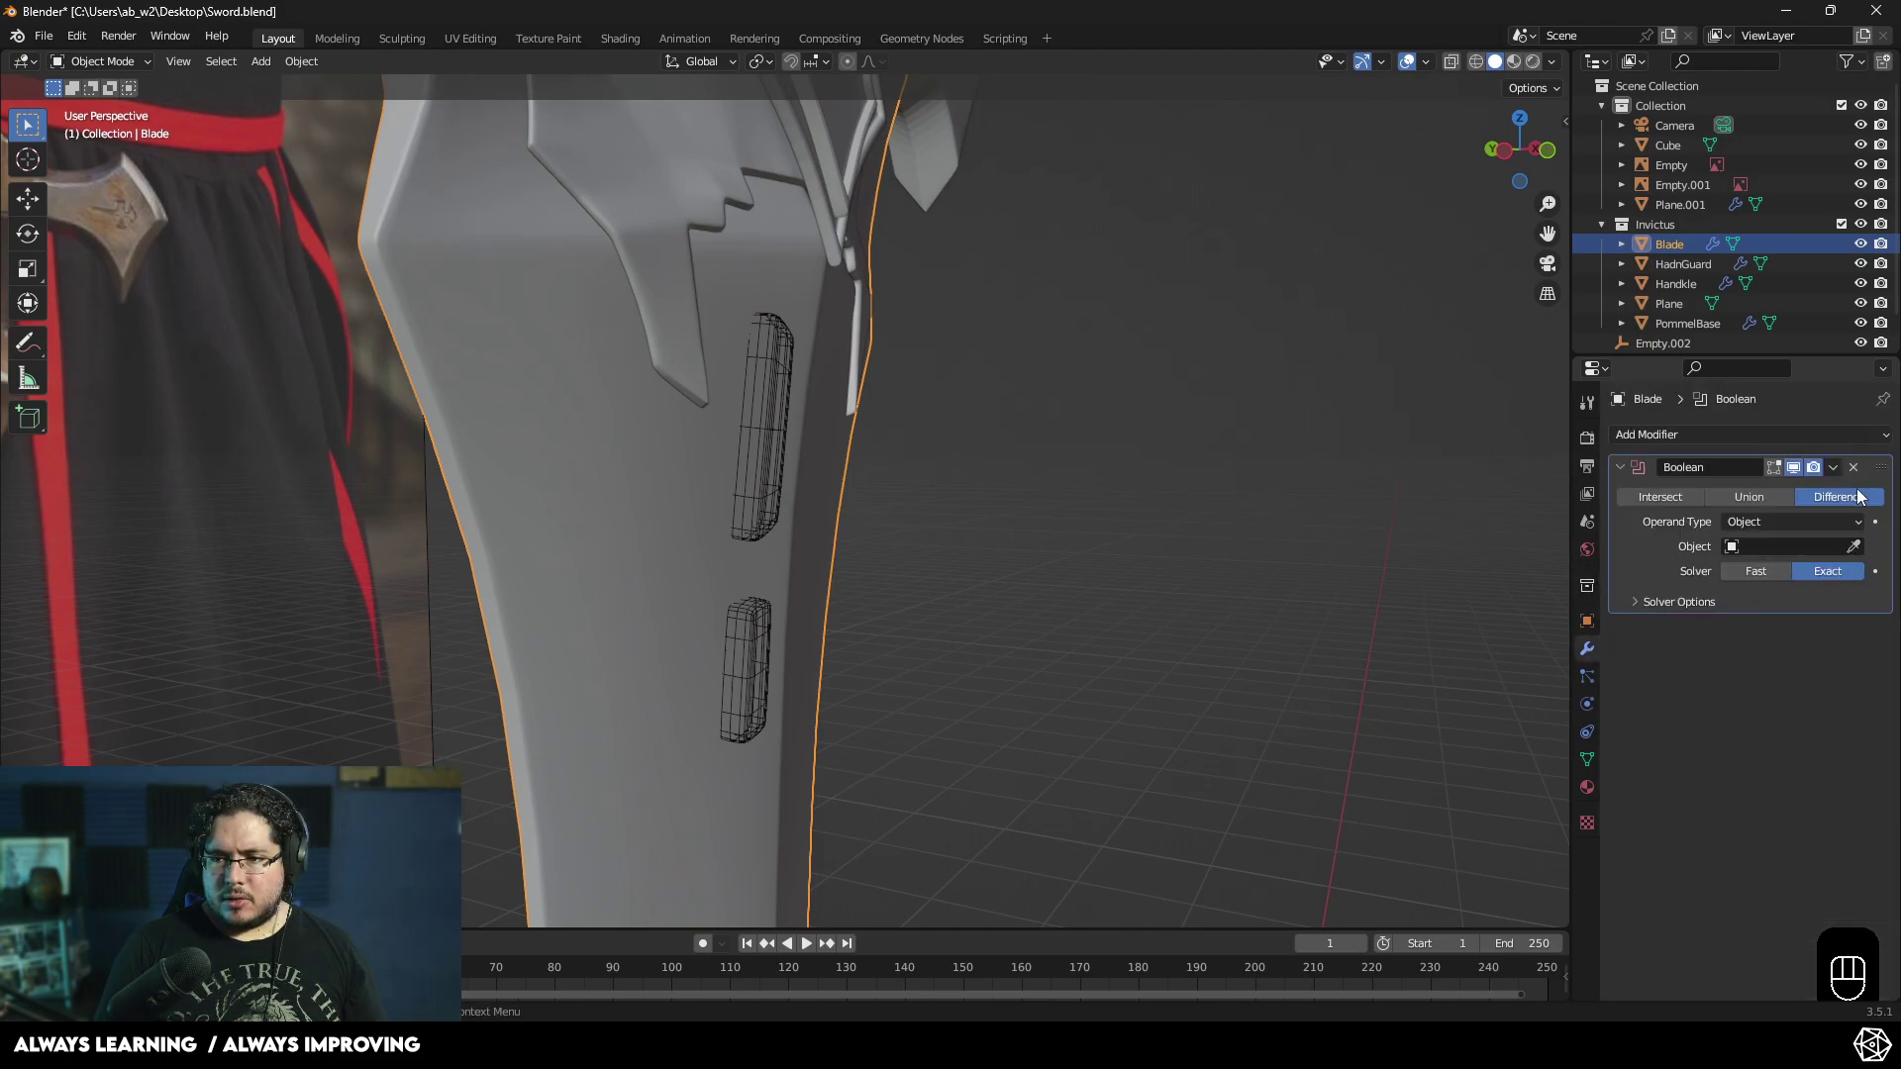
click(1862, 473)
middle_click(856, 583)
click(703, 454)
drag(816, 466, 964, 296)
middle_click(964, 346)
drag(979, 407, 992, 510)
drag(1003, 462, 976, 487)
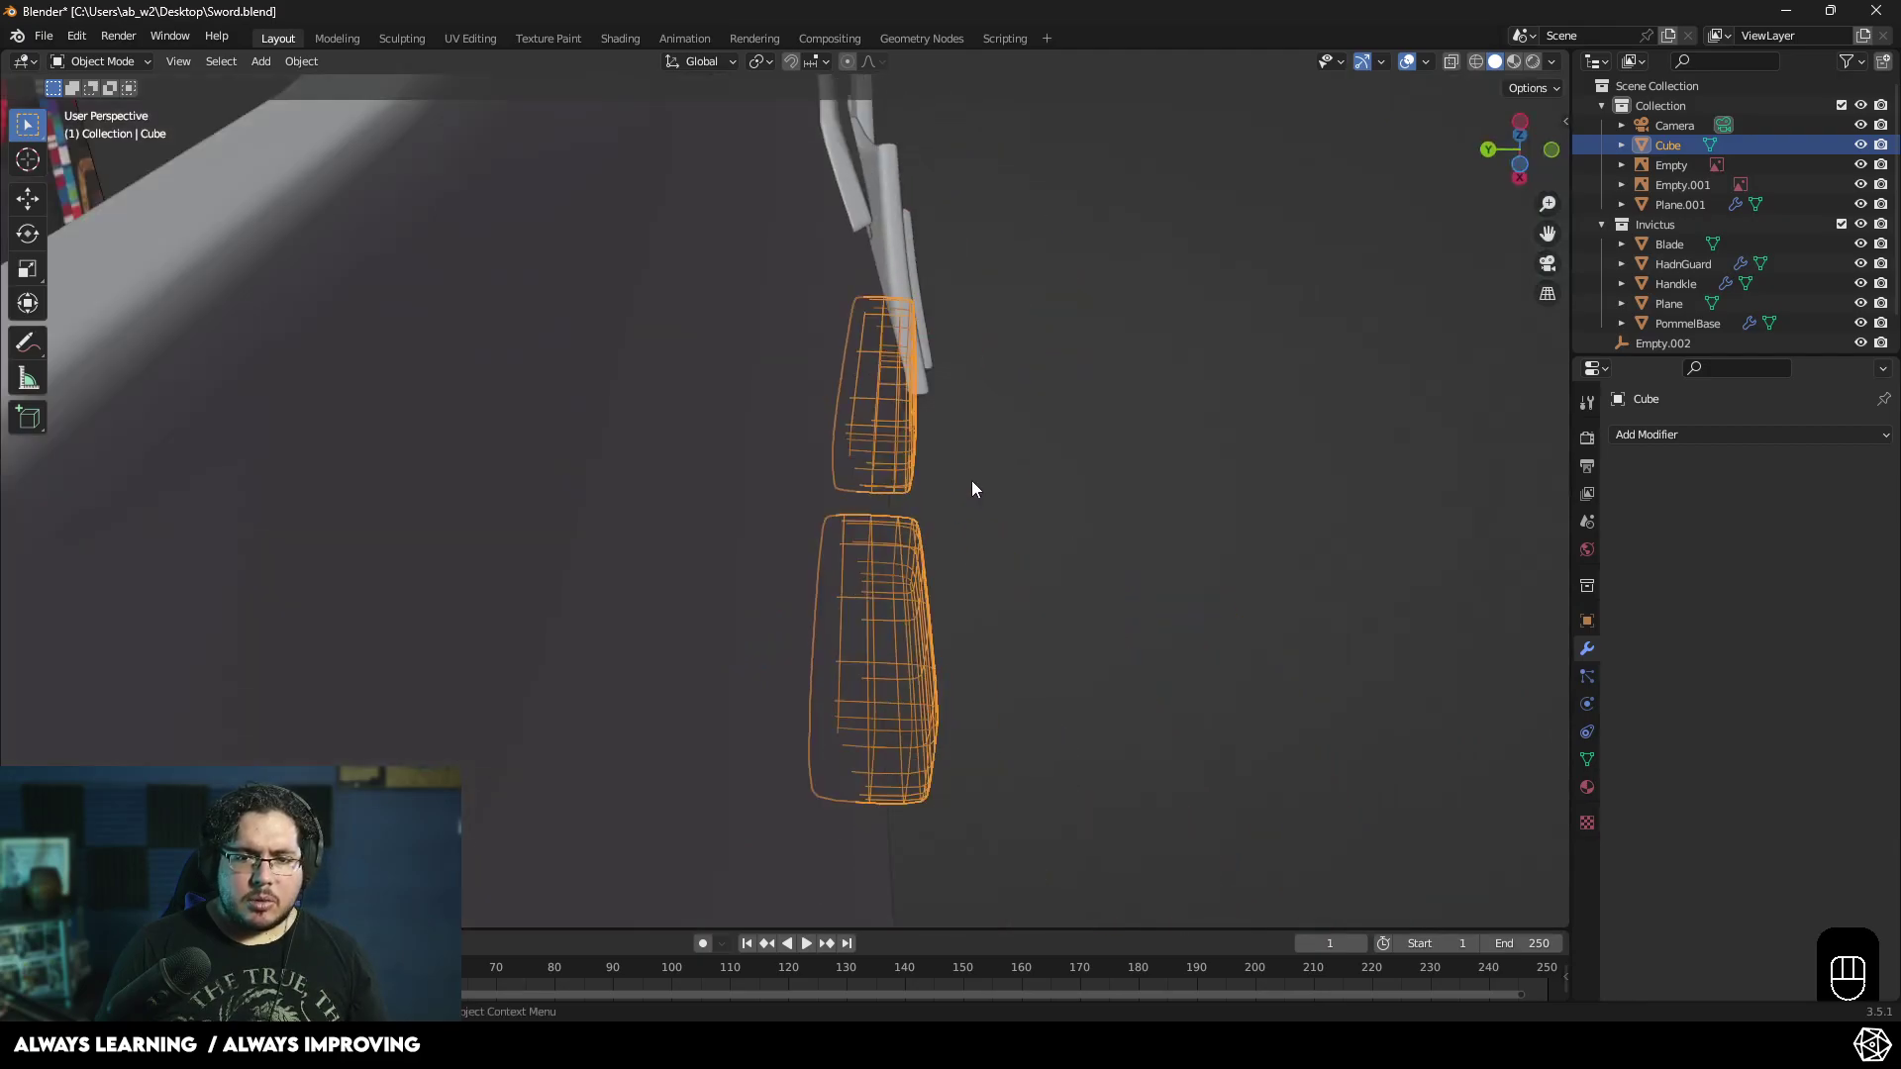
drag(979, 496, 938, 635)
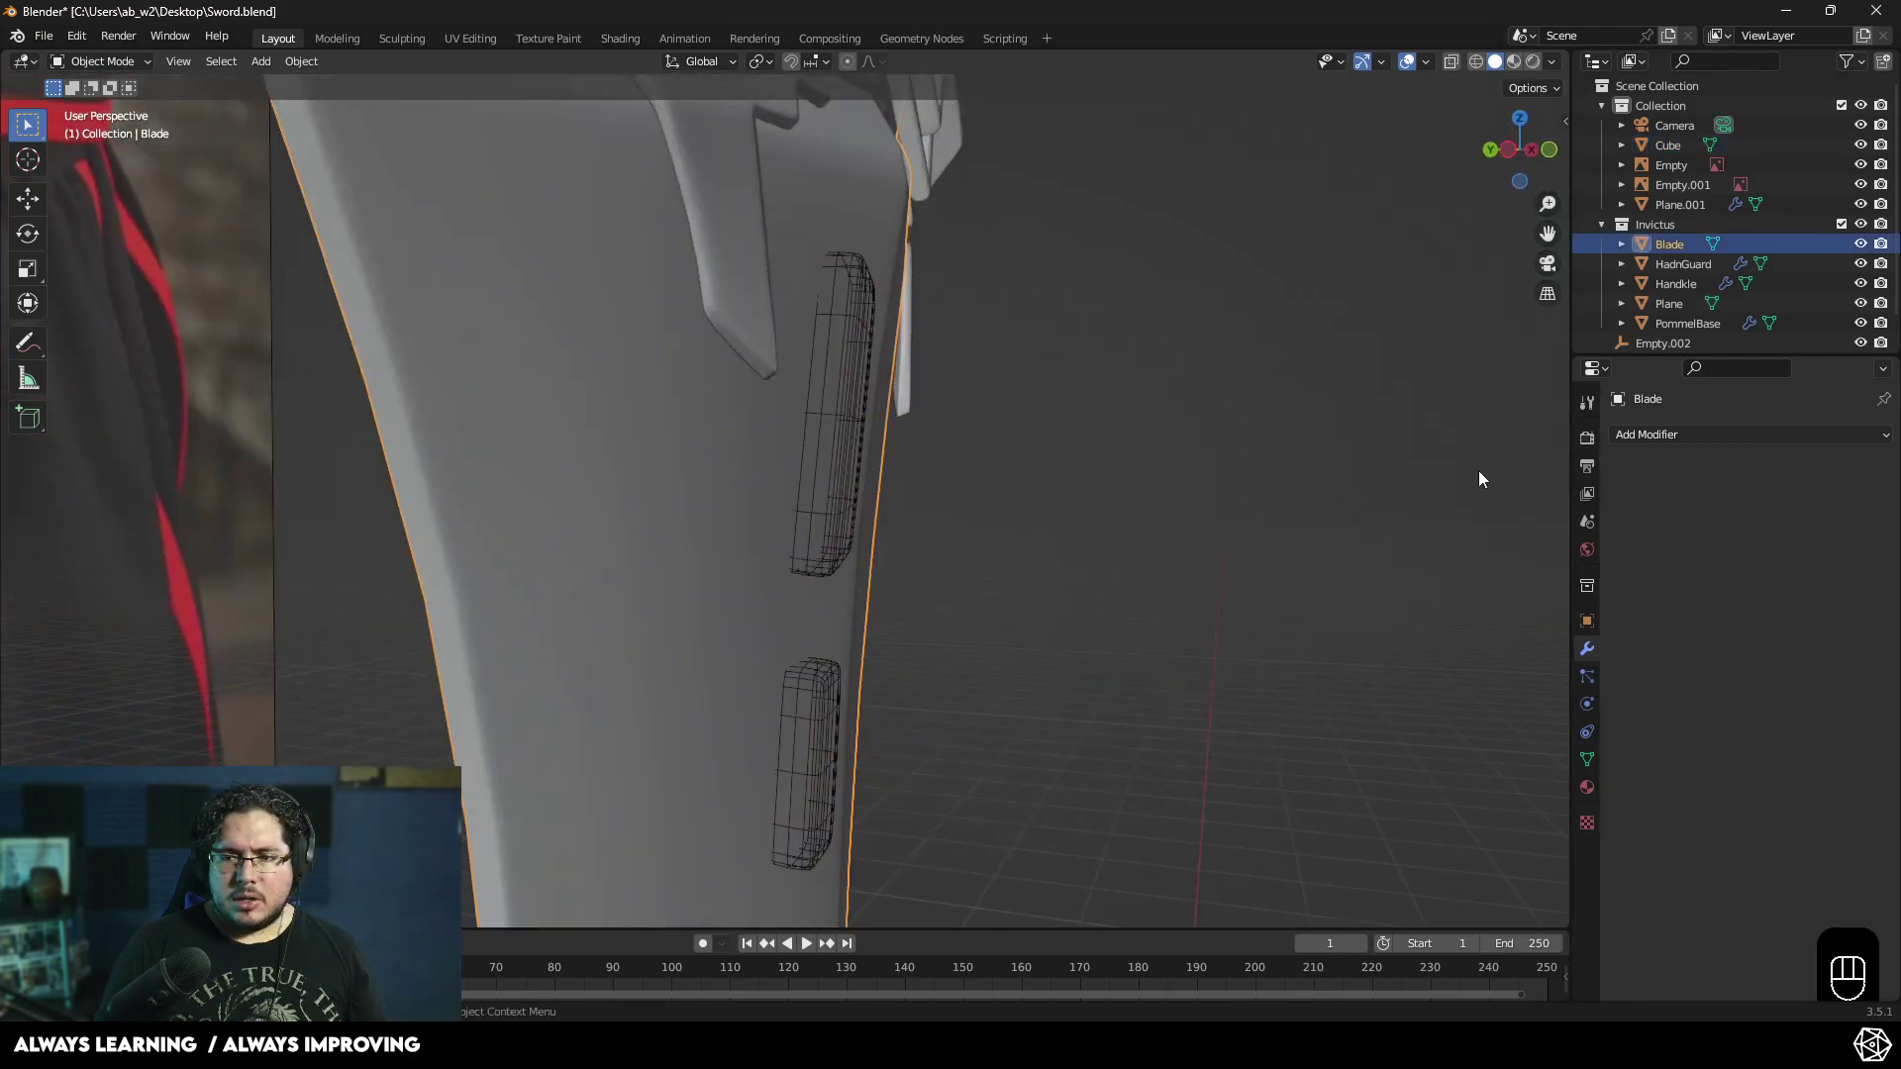
- Set the Blade's Boolean to use the Cube as object with the Fast solver
key(ctrl+a)
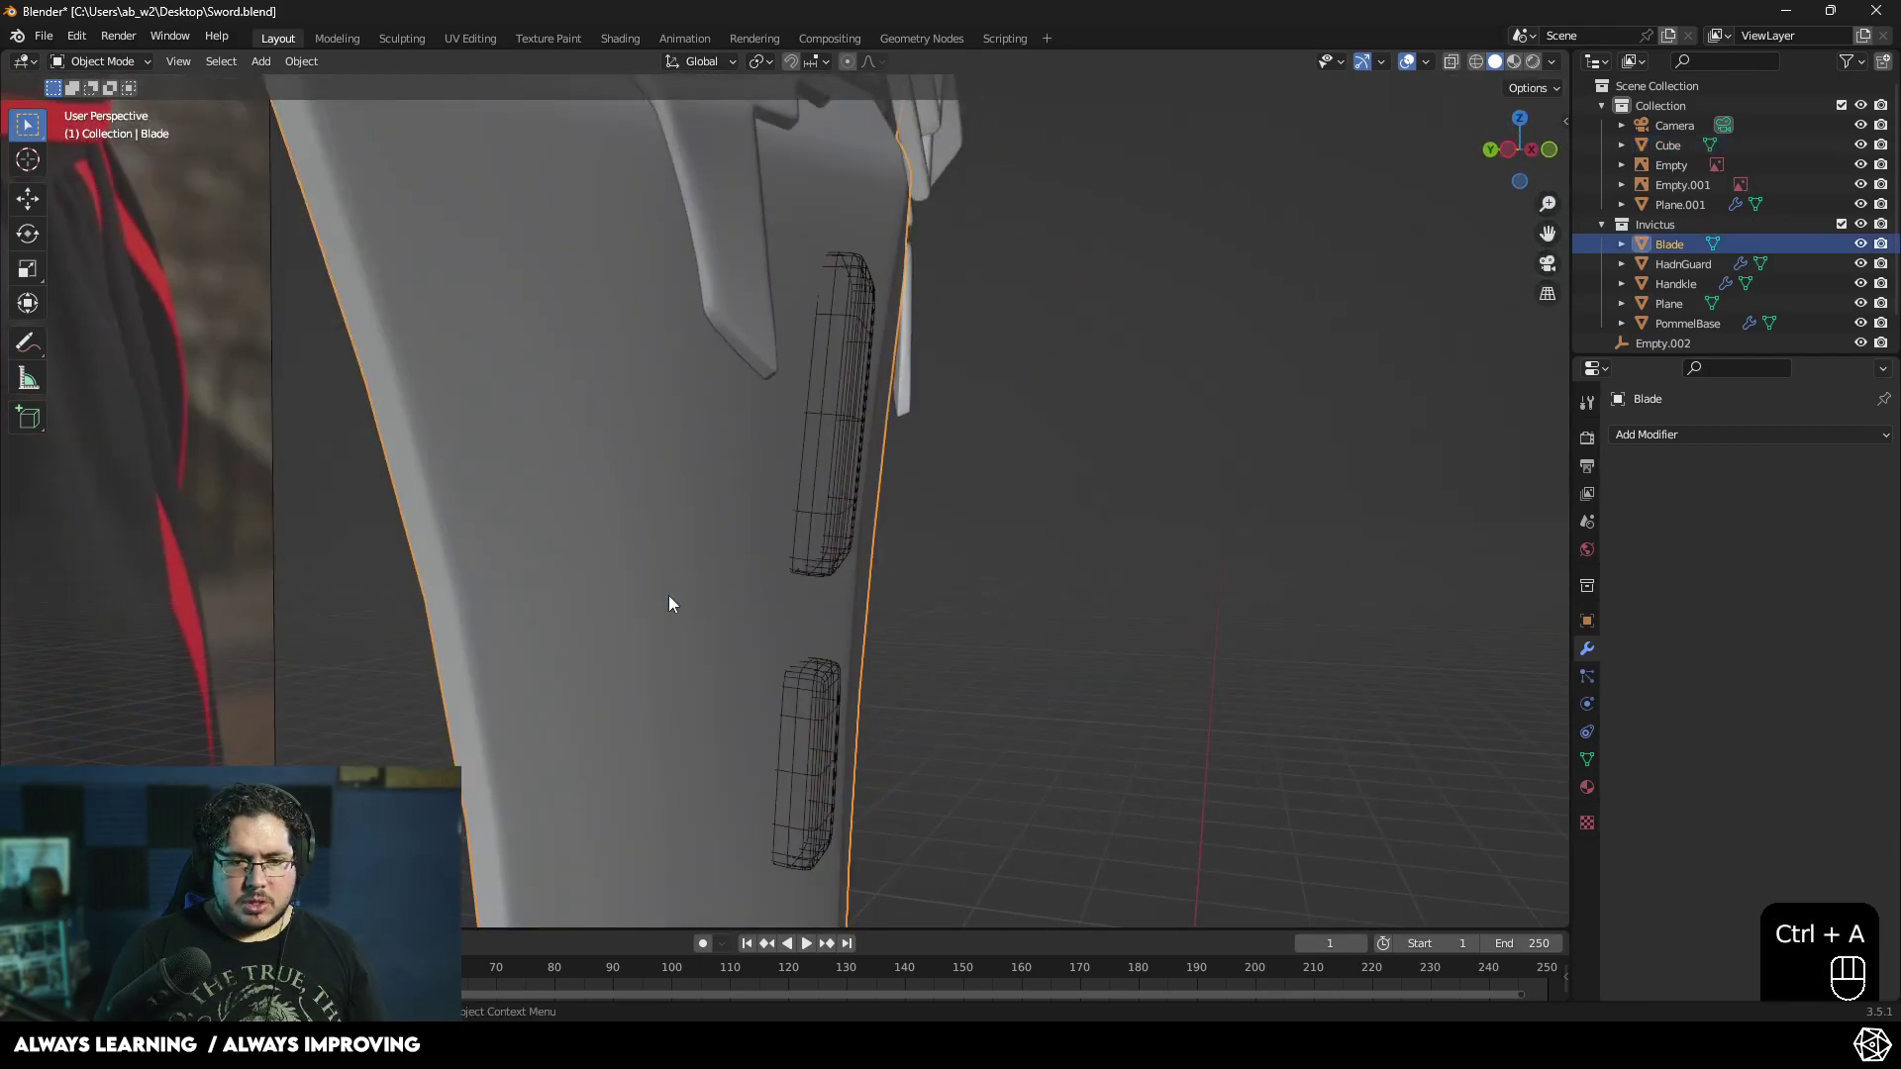
drag(949, 580, 894, 554)
click(826, 500)
drag(1684, 442, 1506, 543)
middle_click(1348, 607)
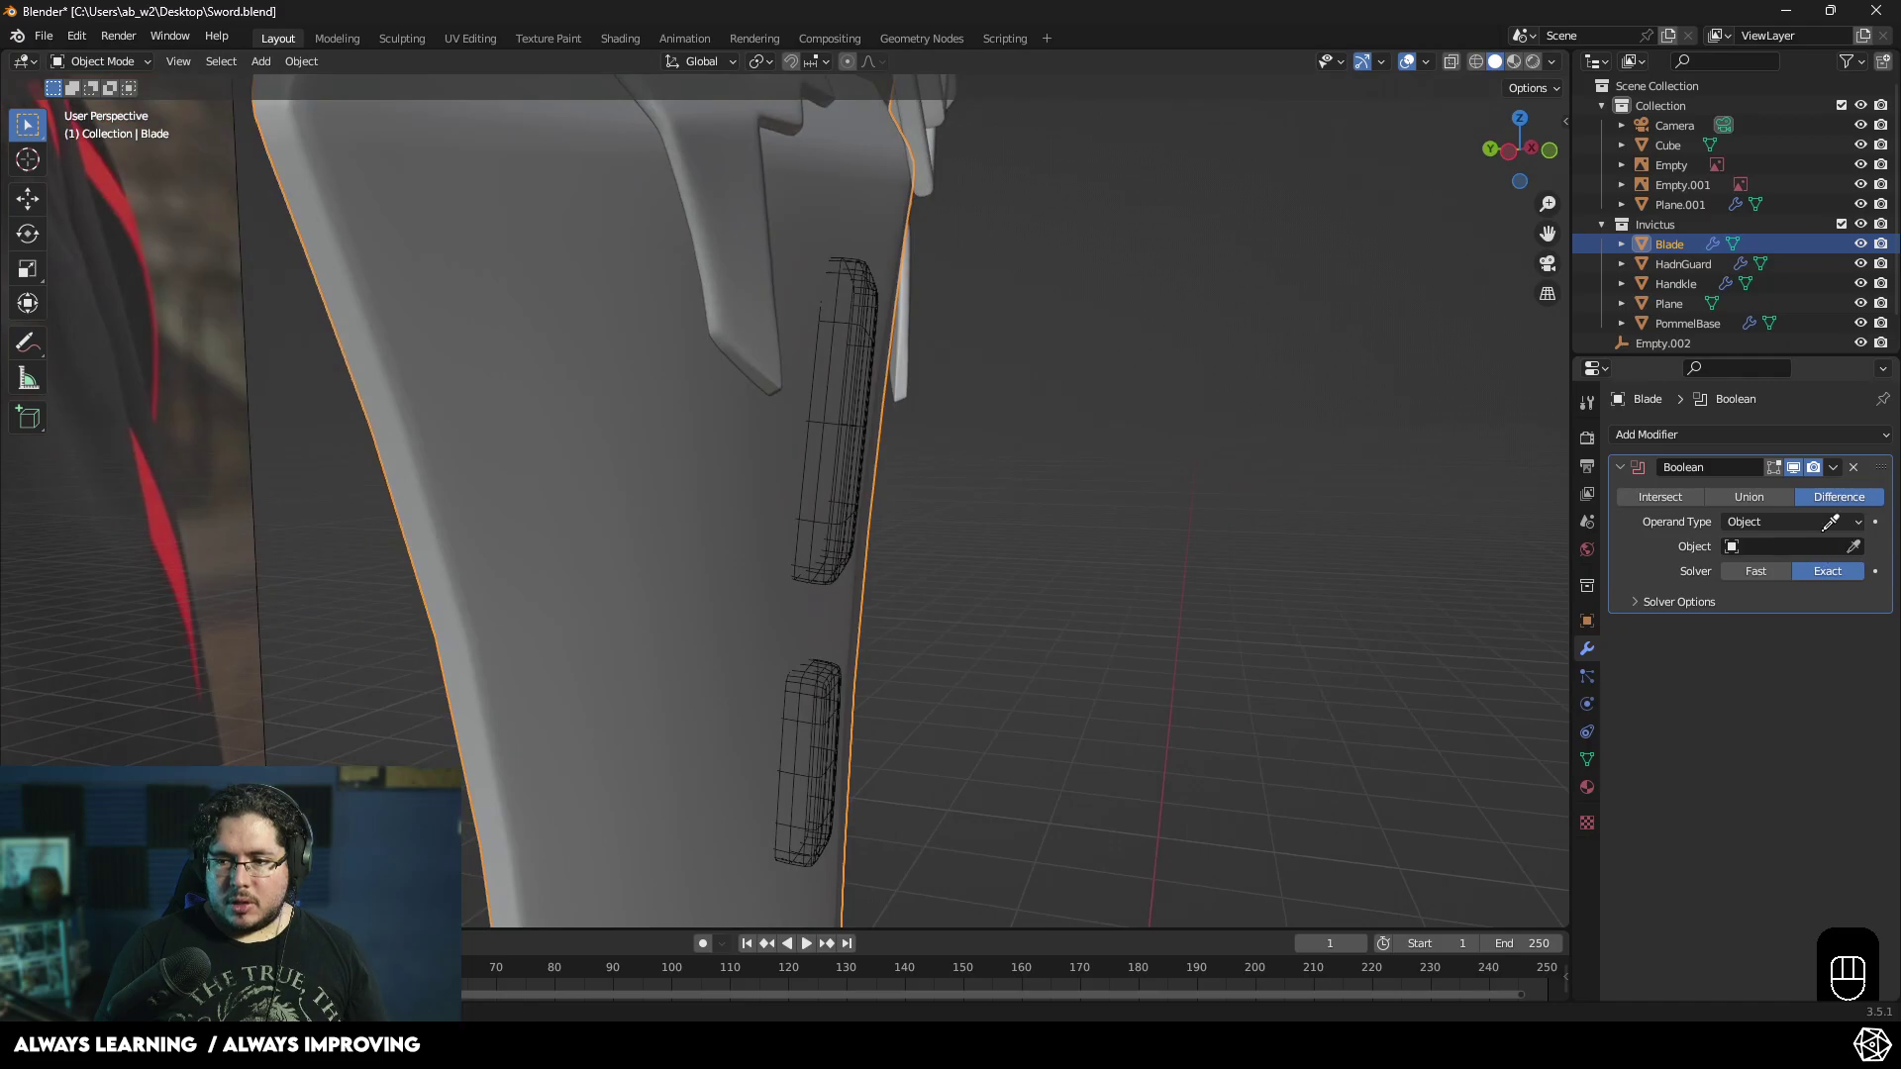
drag(910, 507, 924, 523)
middle_click(1359, 657)
click(1638, 608)
click(1746, 578)
- Give the Blade smooth shading and select the slot-shaped Cube again
drag(1183, 623, 1301, 587)
drag(1111, 660, 1156, 609)
drag(993, 626, 955, 641)
key(z)
drag(938, 636, 945, 654)
key(z)
drag(990, 656, 929, 644)
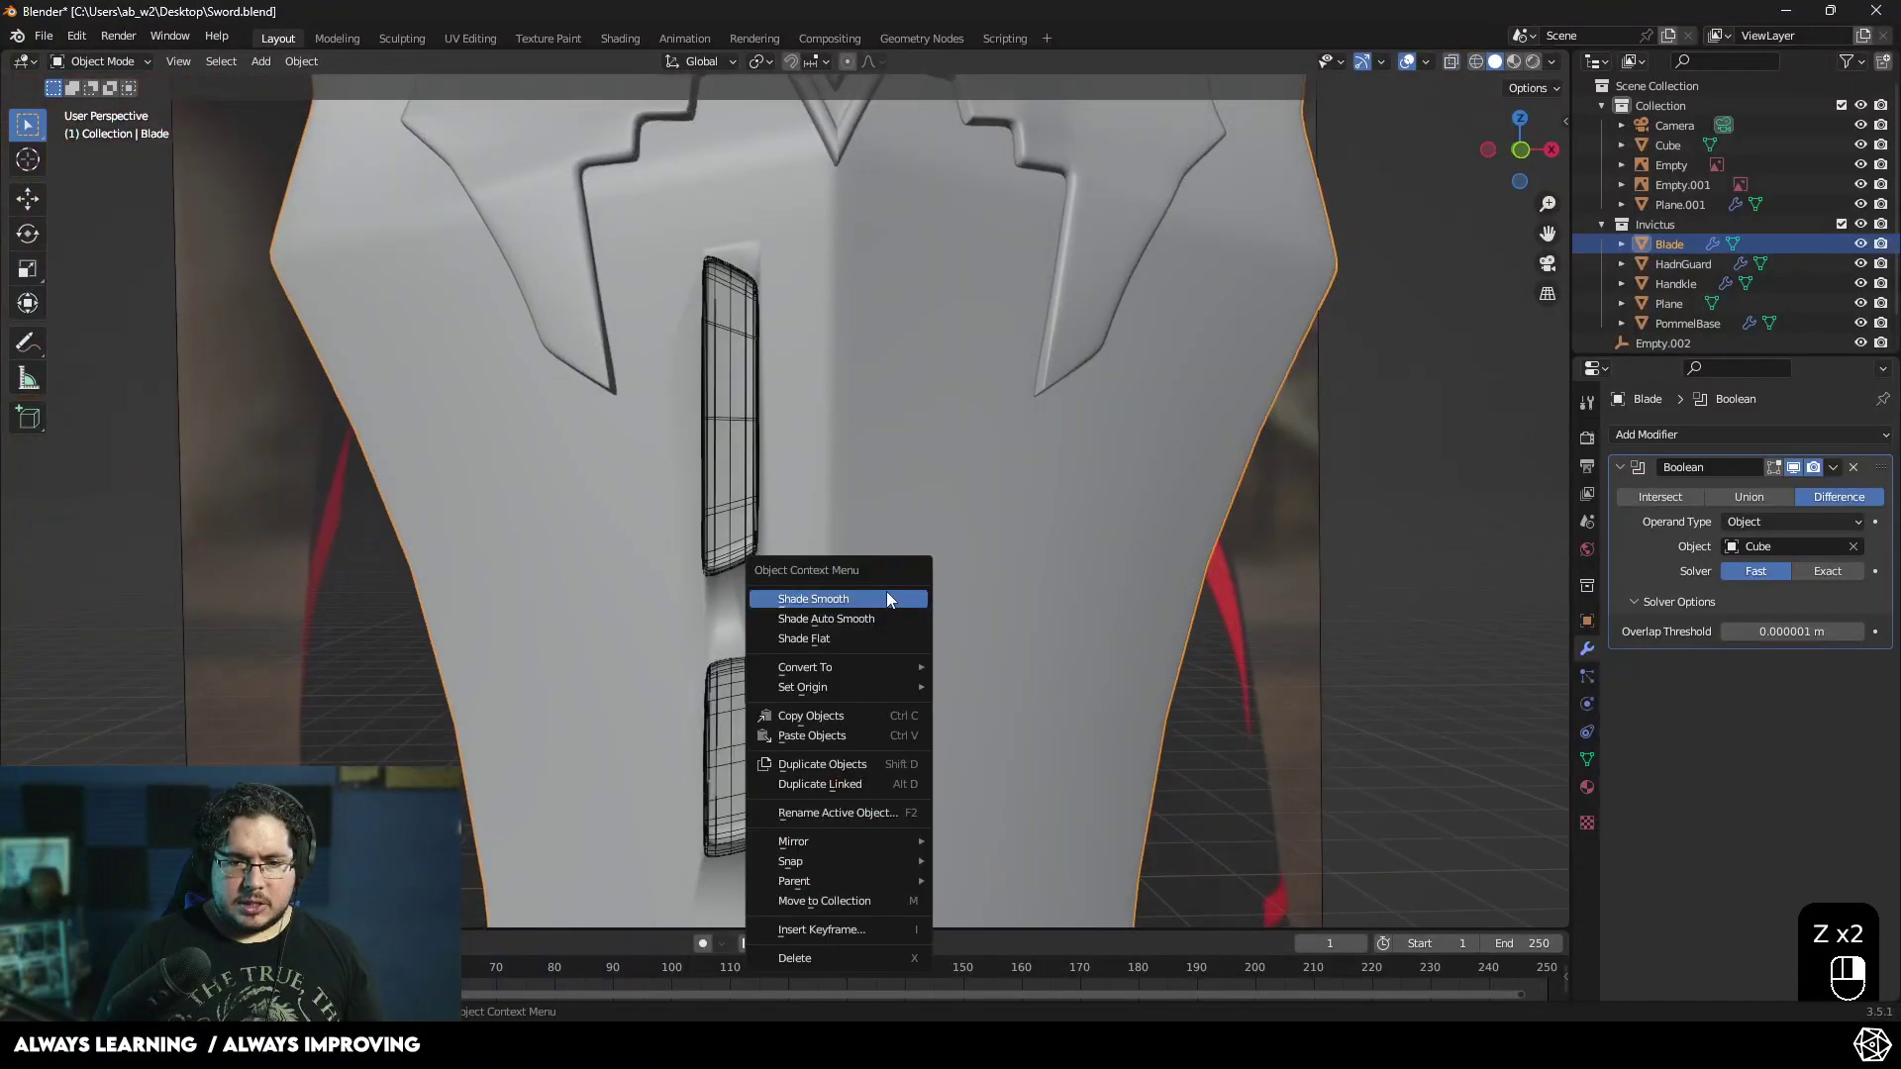
drag(963, 639, 1135, 631)
drag(1141, 631, 974, 600)
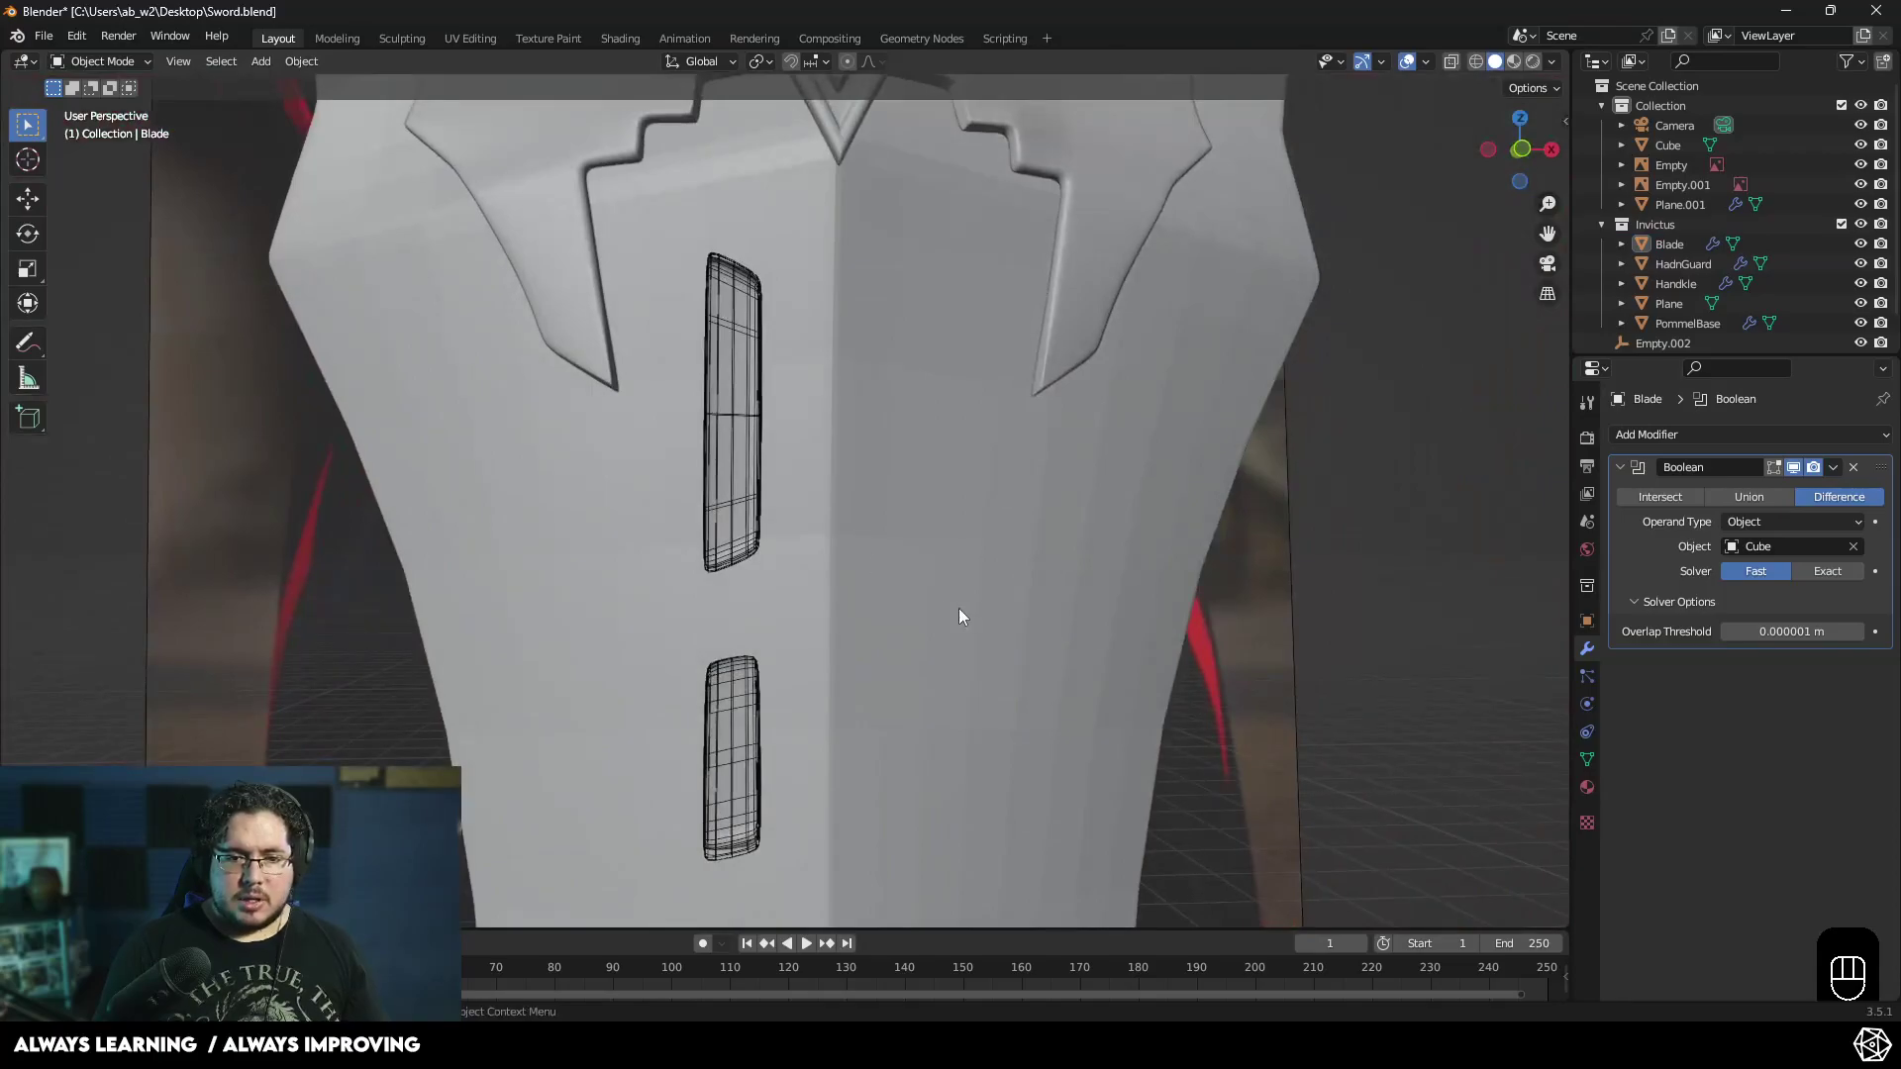
middle_click(1080, 608)
middle_click(1112, 684)
click(761, 461)
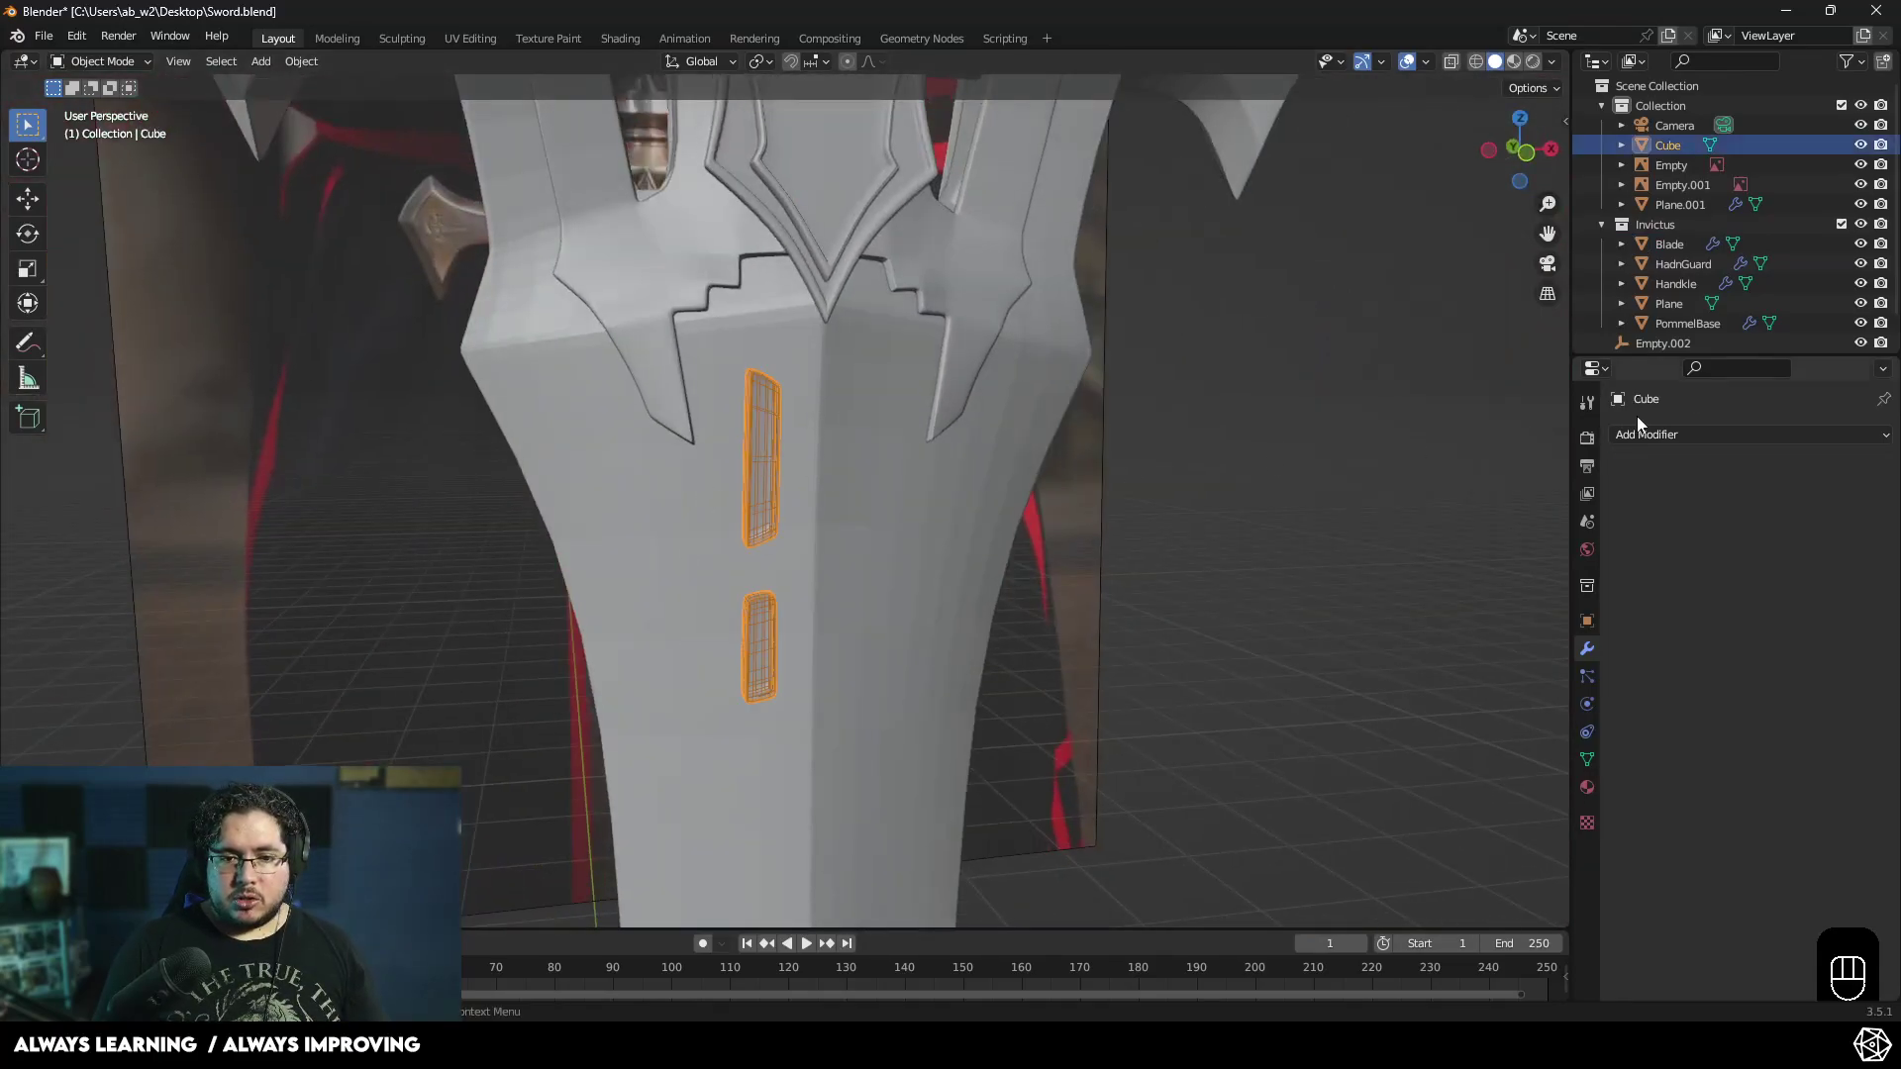
- Add a Mirror modifier to the Cube on X and Y around Empty.002 so four slots appear
drag(1671, 434, 1543, 669)
middle_click(1476, 602)
click(1872, 571)
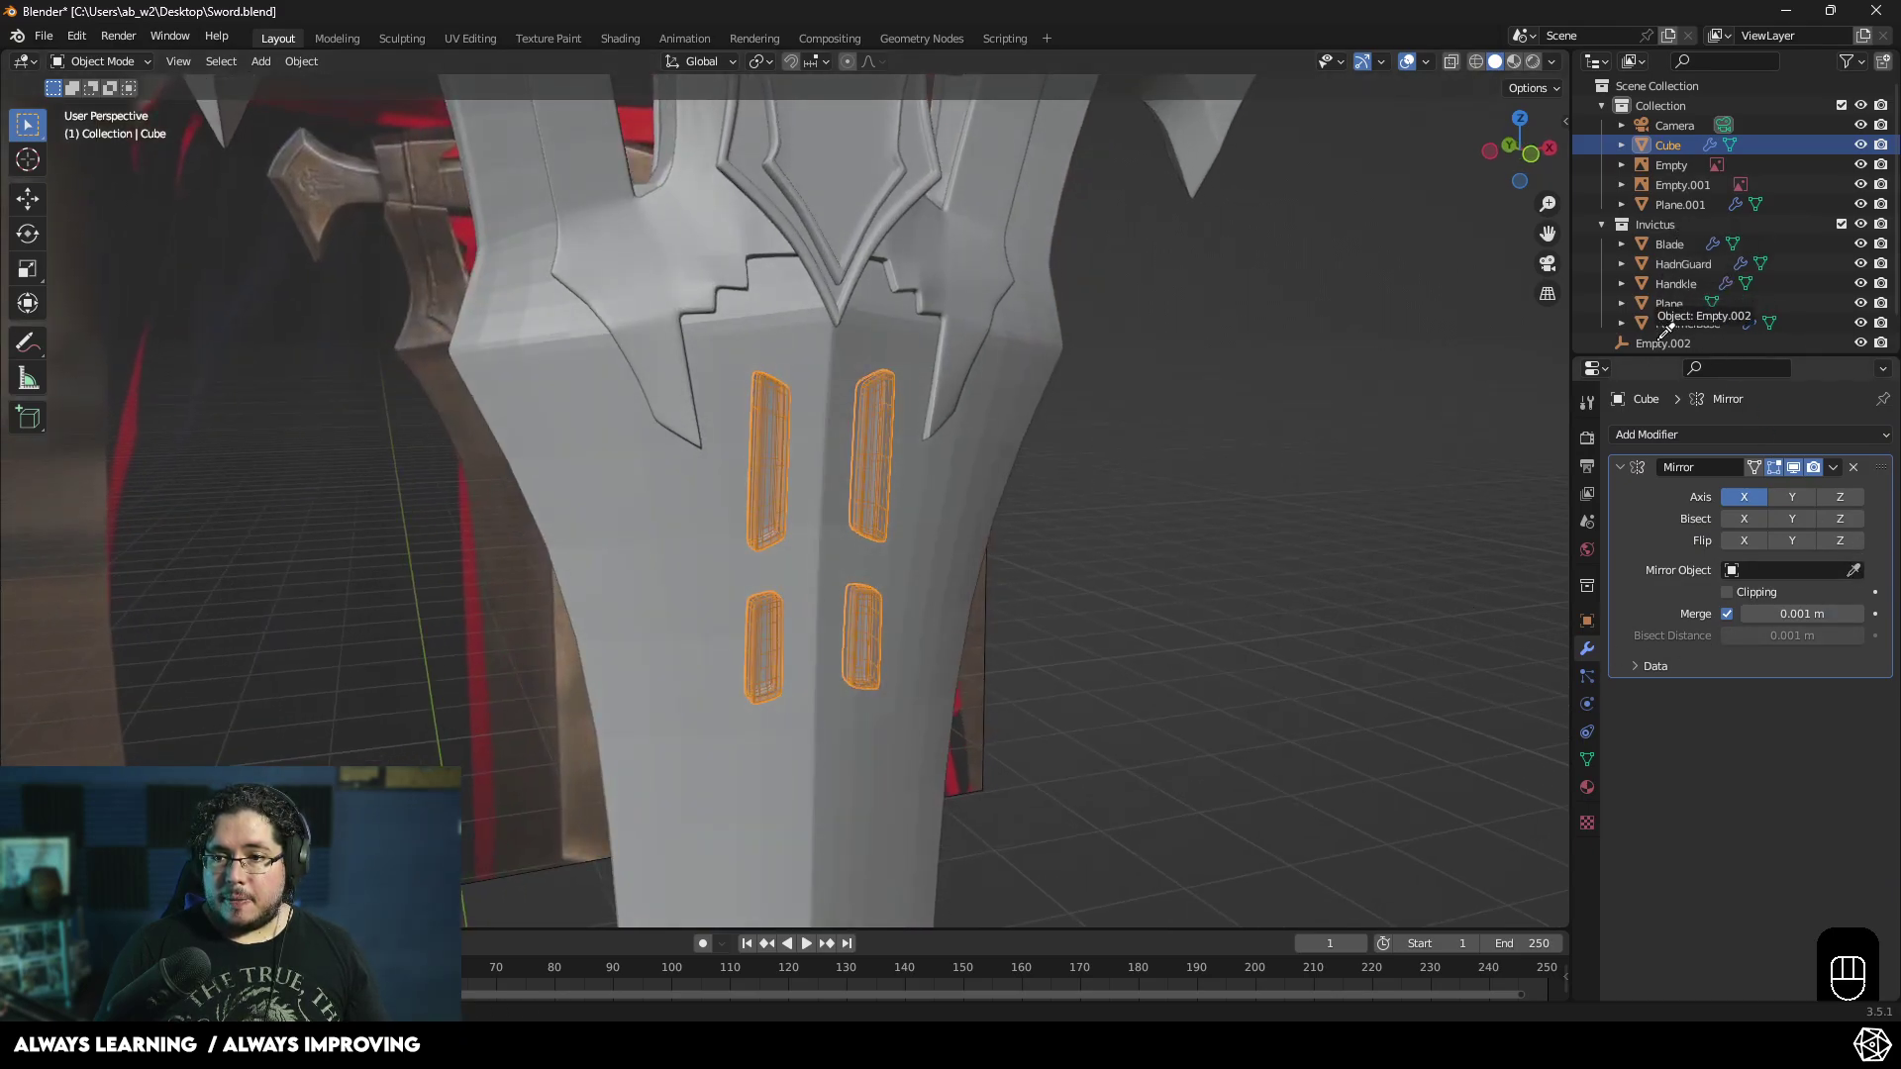
drag(1294, 513, 1687, 569)
click(1798, 510)
- Set the Cube's Viewport Display to Bounds so only its outline shows over the grooves
drag(868, 584, 895, 595)
click(1102, 566)
drag(1156, 558, 1393, 570)
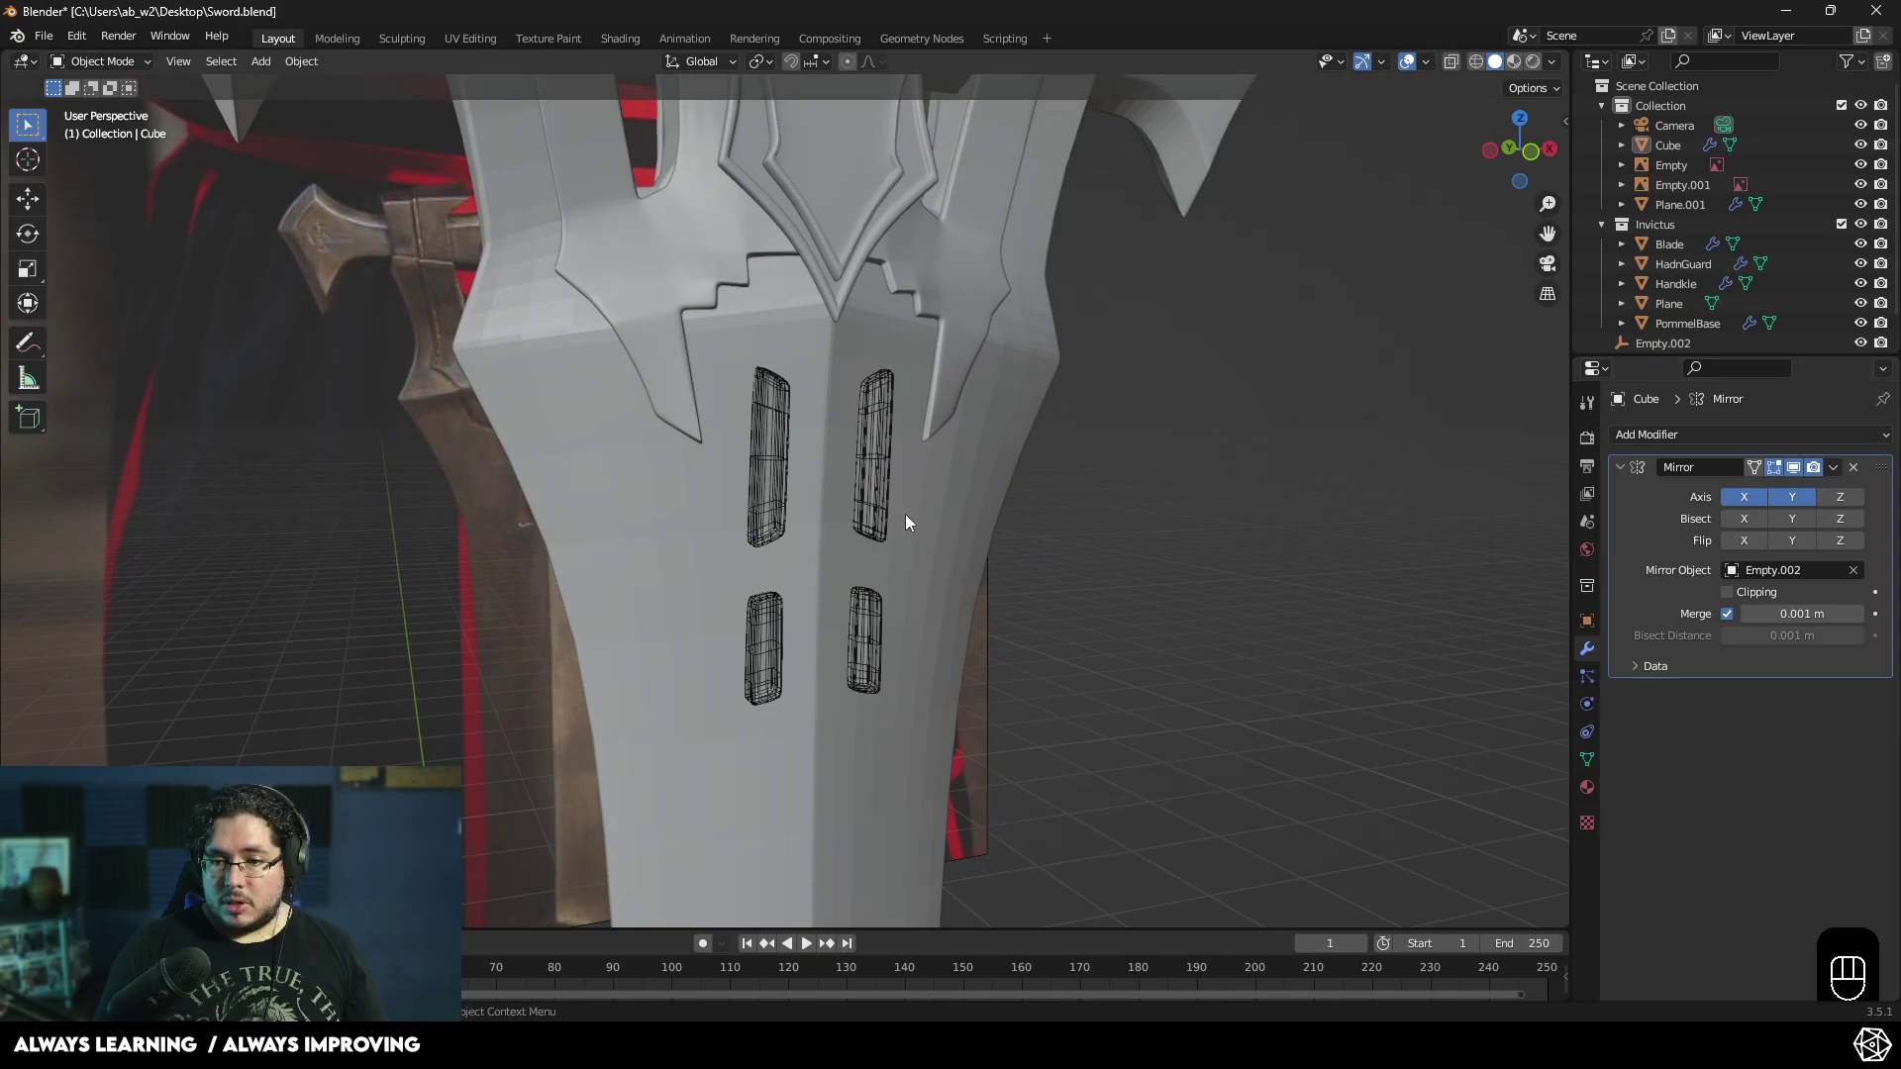
click(879, 477)
click(1594, 634)
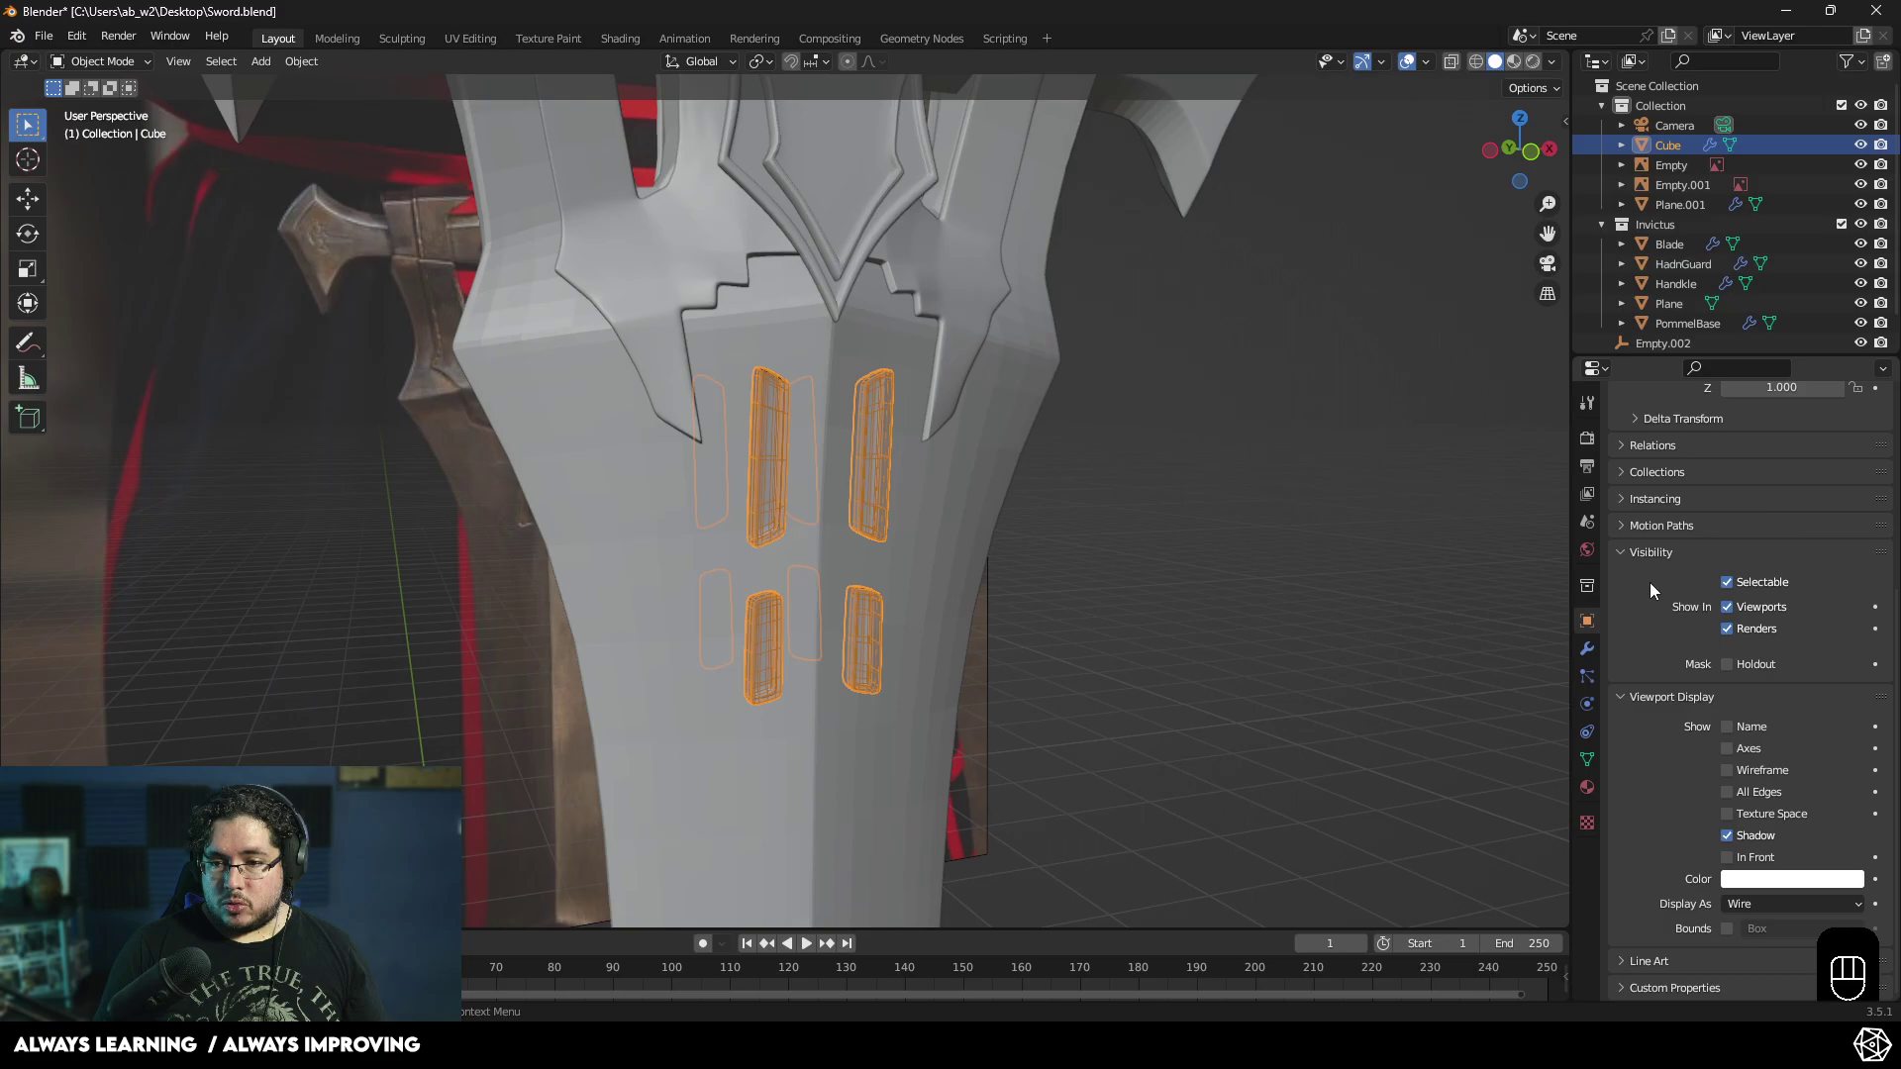
drag(1763, 915, 1767, 887)
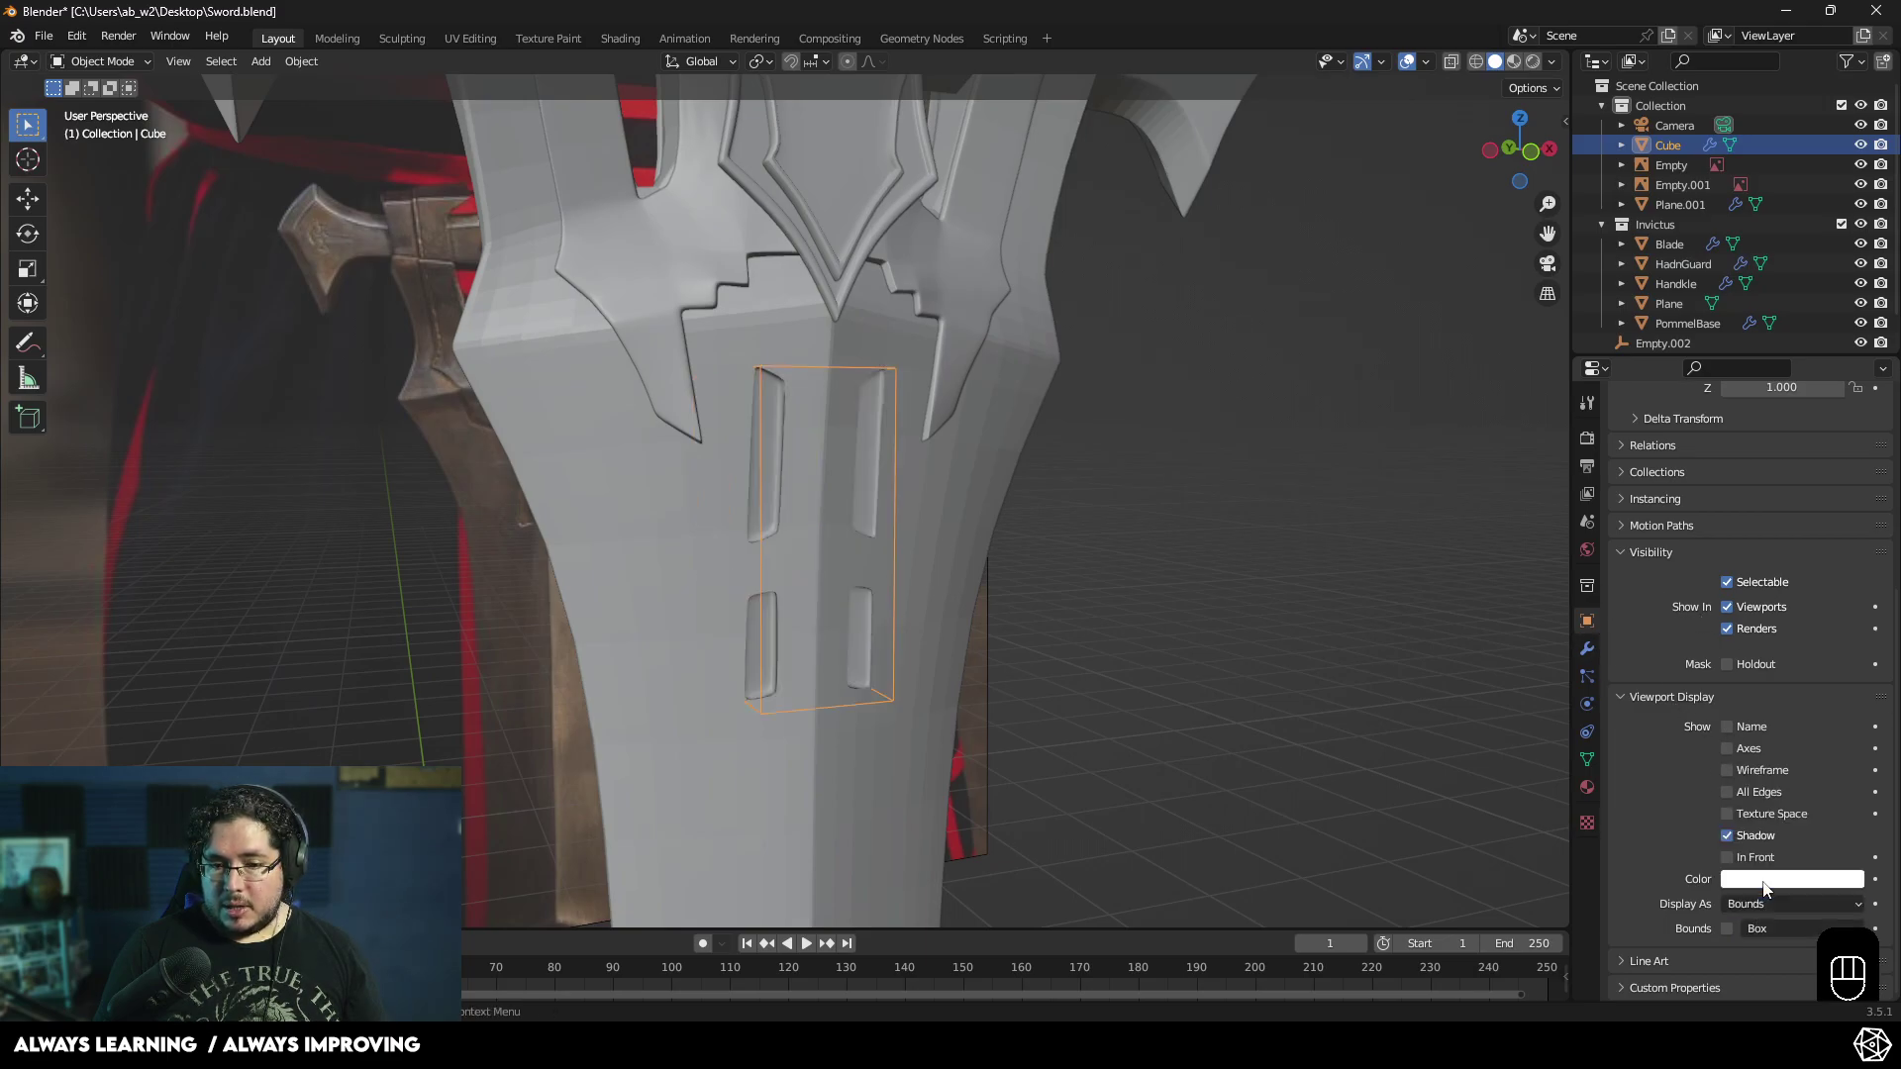
drag(1079, 674, 1036, 671)
drag(1025, 676, 1069, 660)
drag(1005, 727, 1050, 716)
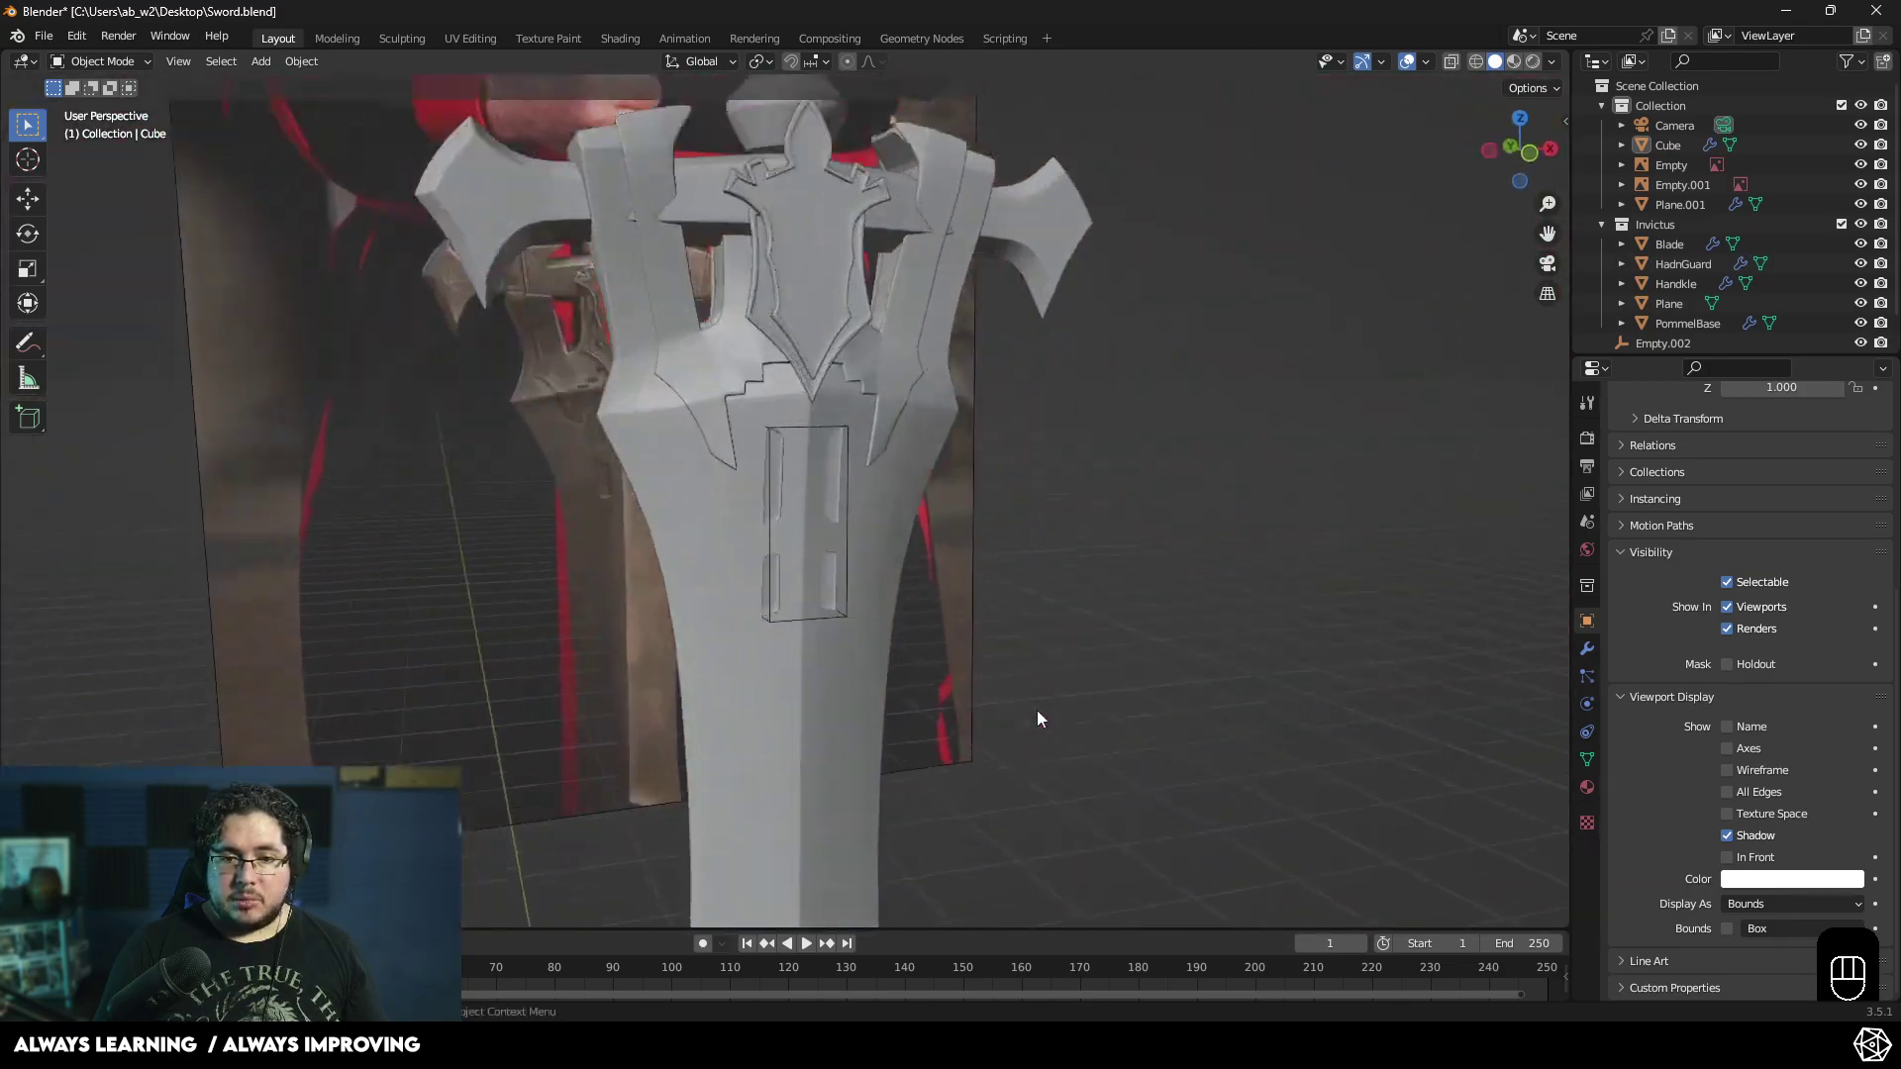
- Select the Blade and apply its Boolean modifier so the slots become permanent geometry
click(1080, 656)
right_click(1079, 657)
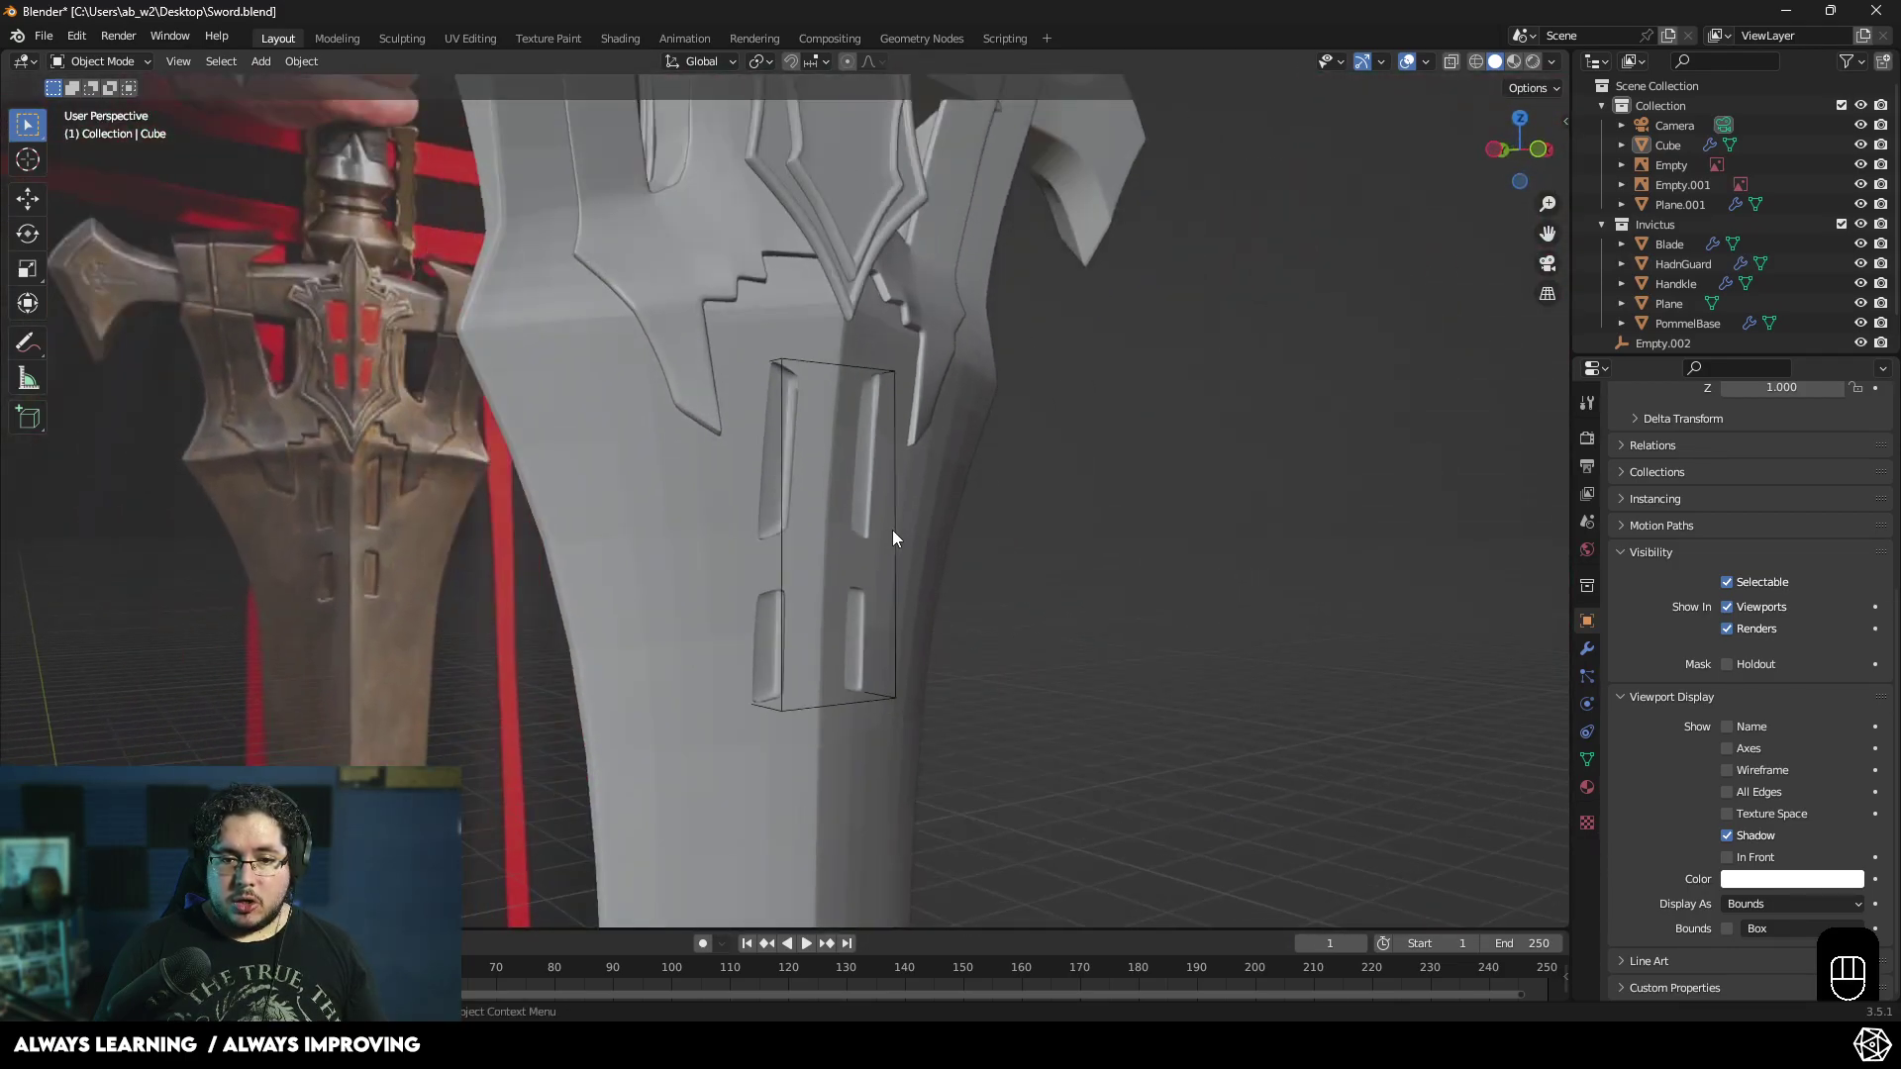
click(897, 536)
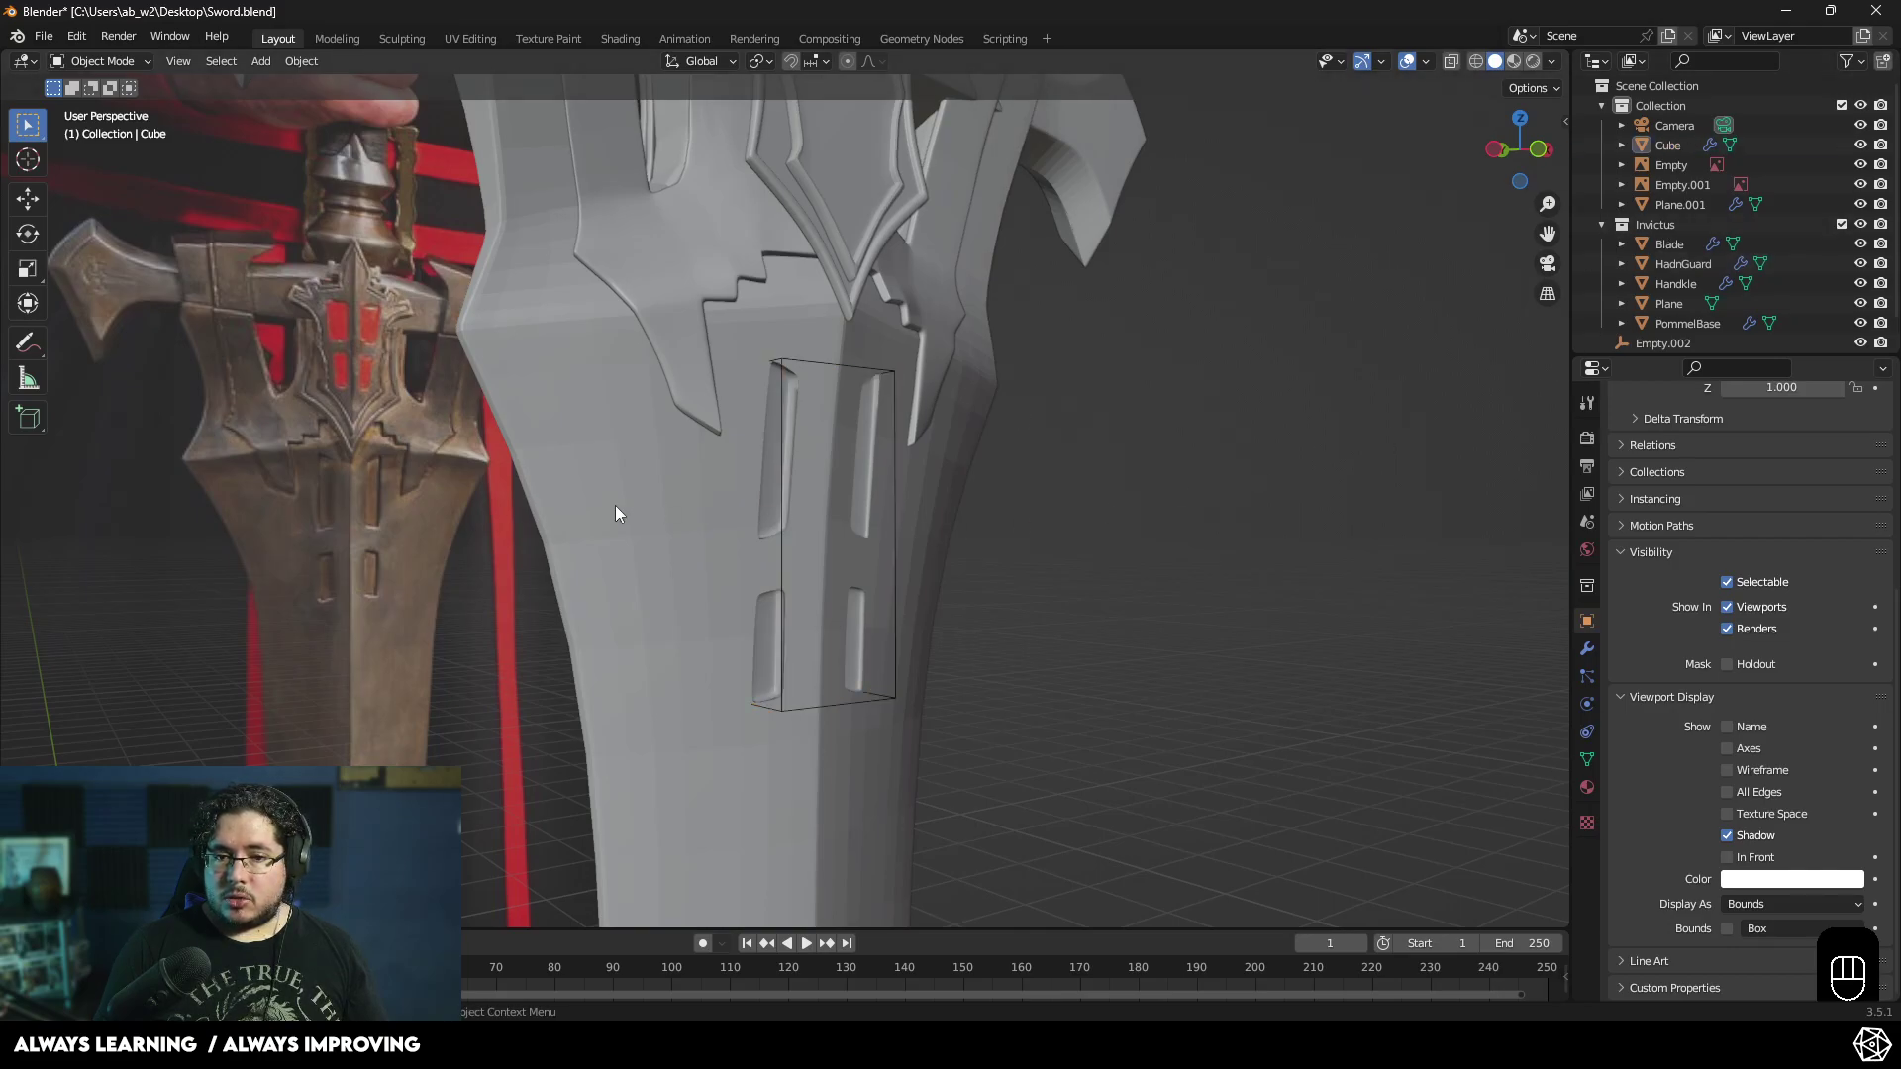
click(1597, 647)
drag(1839, 472, 1794, 502)
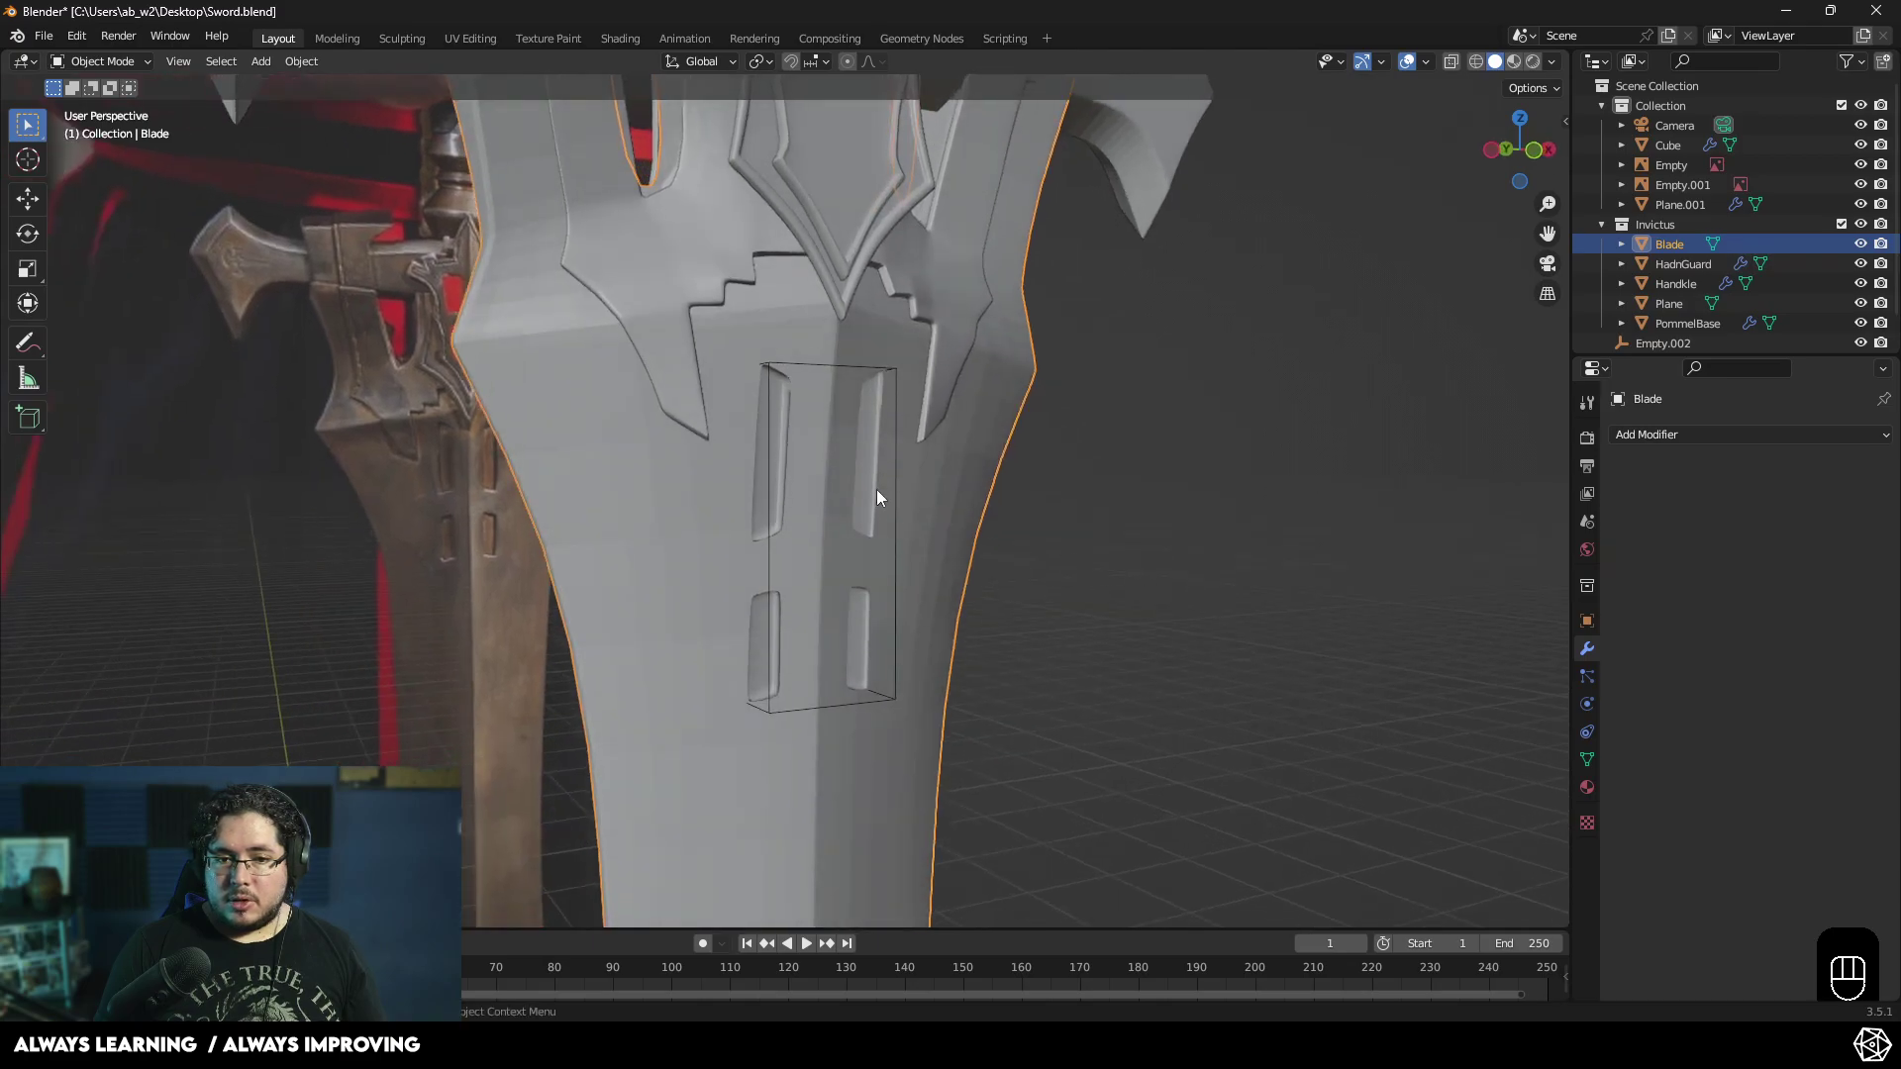
- Delete the Cube cutter, undoing a misstep, leaving the carved blade
click(897, 483)
key(Delete)
middle_click(741, 477)
click(848, 530)
drag(854, 528, 930, 521)
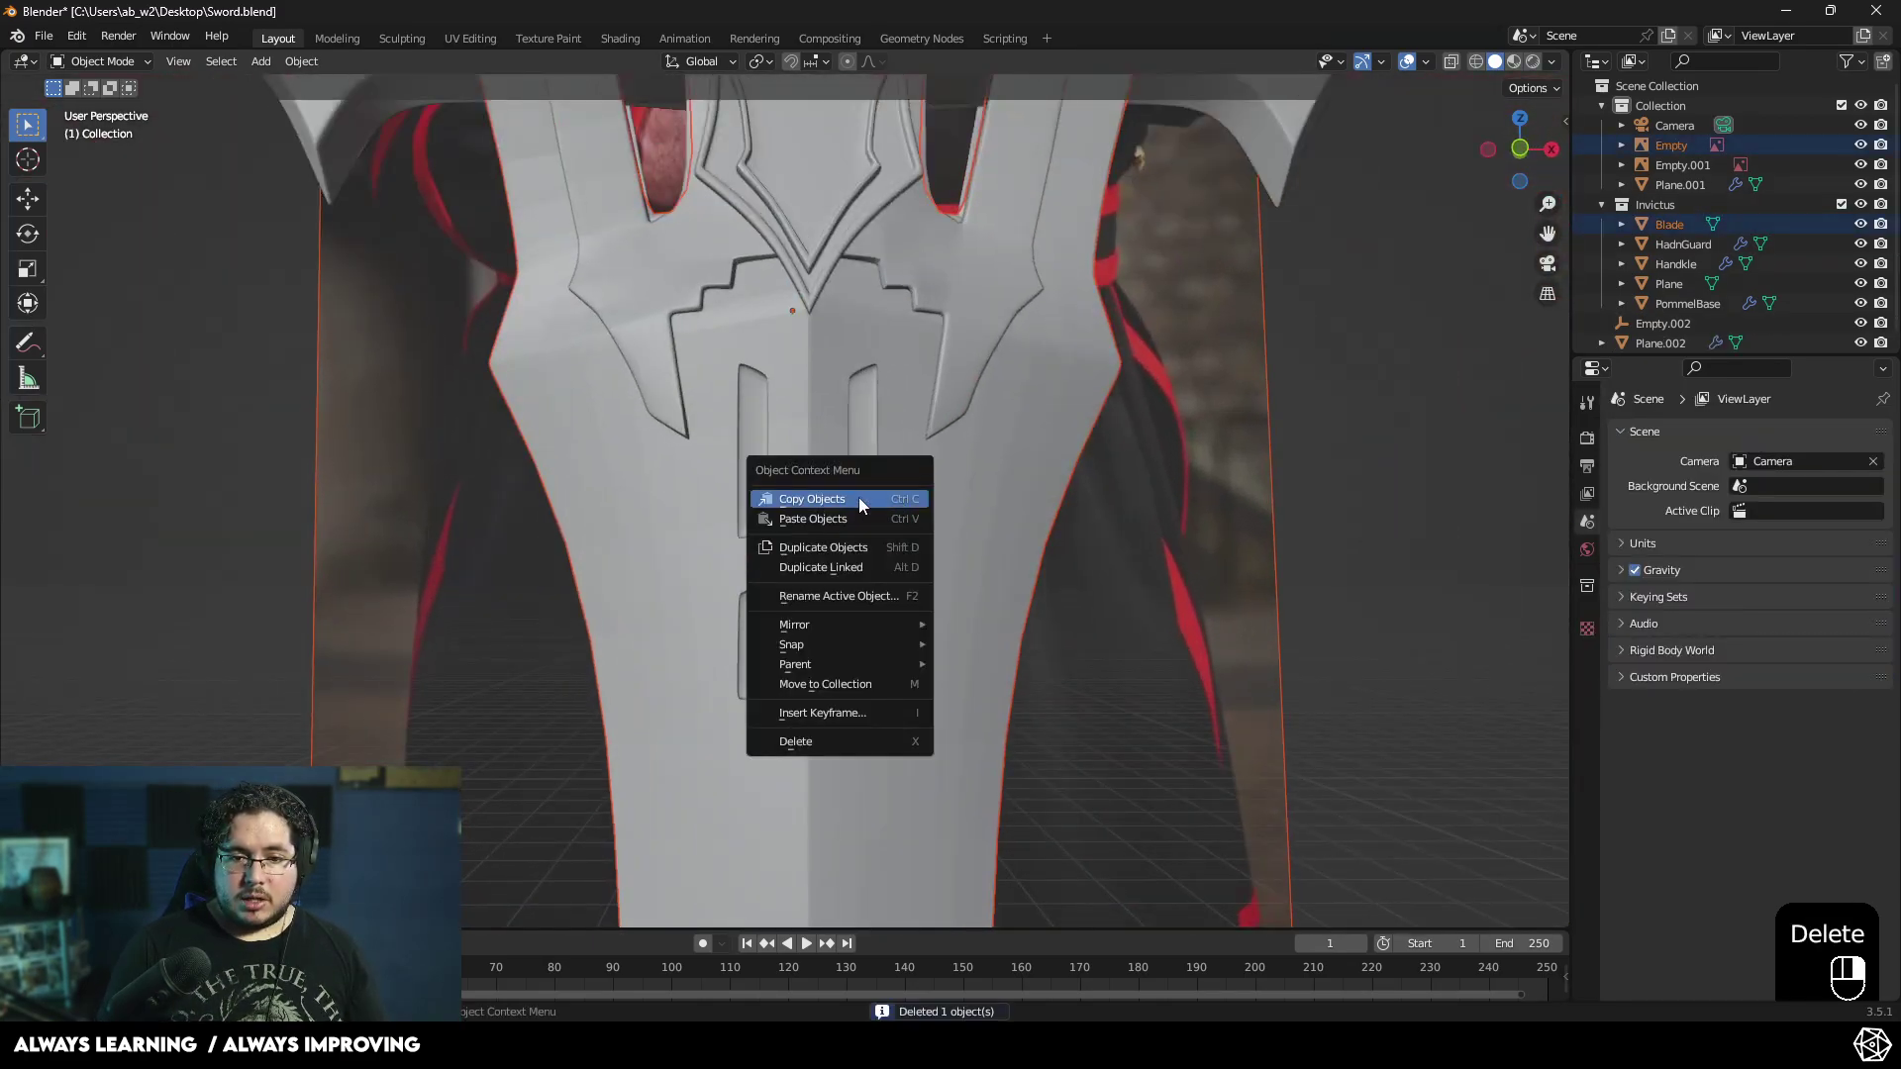
drag(982, 480, 1384, 425)
middle_click(1384, 424)
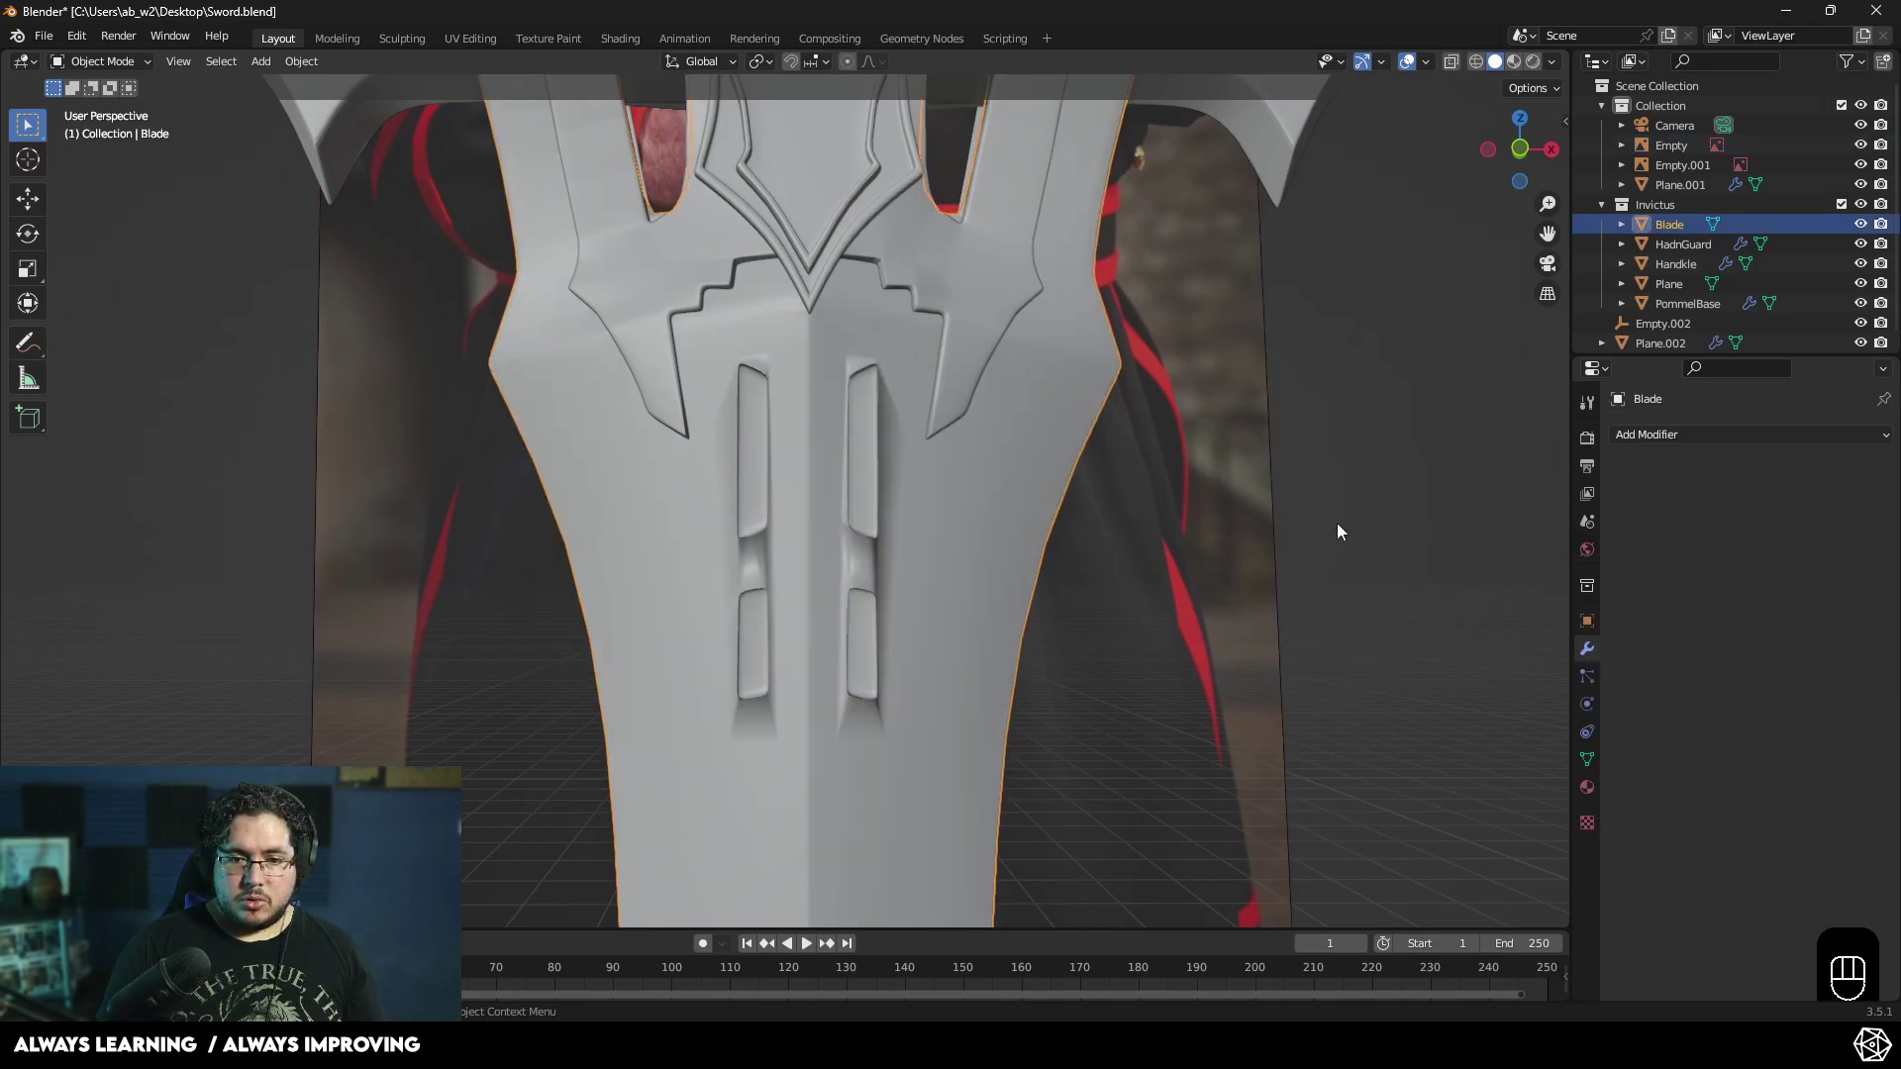
drag(1154, 524, 1240, 521)
key(ctrl+z)
key(ctrl+z)
click(1300, 563)
- Inspect the whole sword and select the hand guard
drag(1149, 574, 1019, 562)
drag(926, 588, 990, 611)
drag(826, 627, 926, 638)
drag(871, 587, 811, 596)
drag(779, 604, 880, 615)
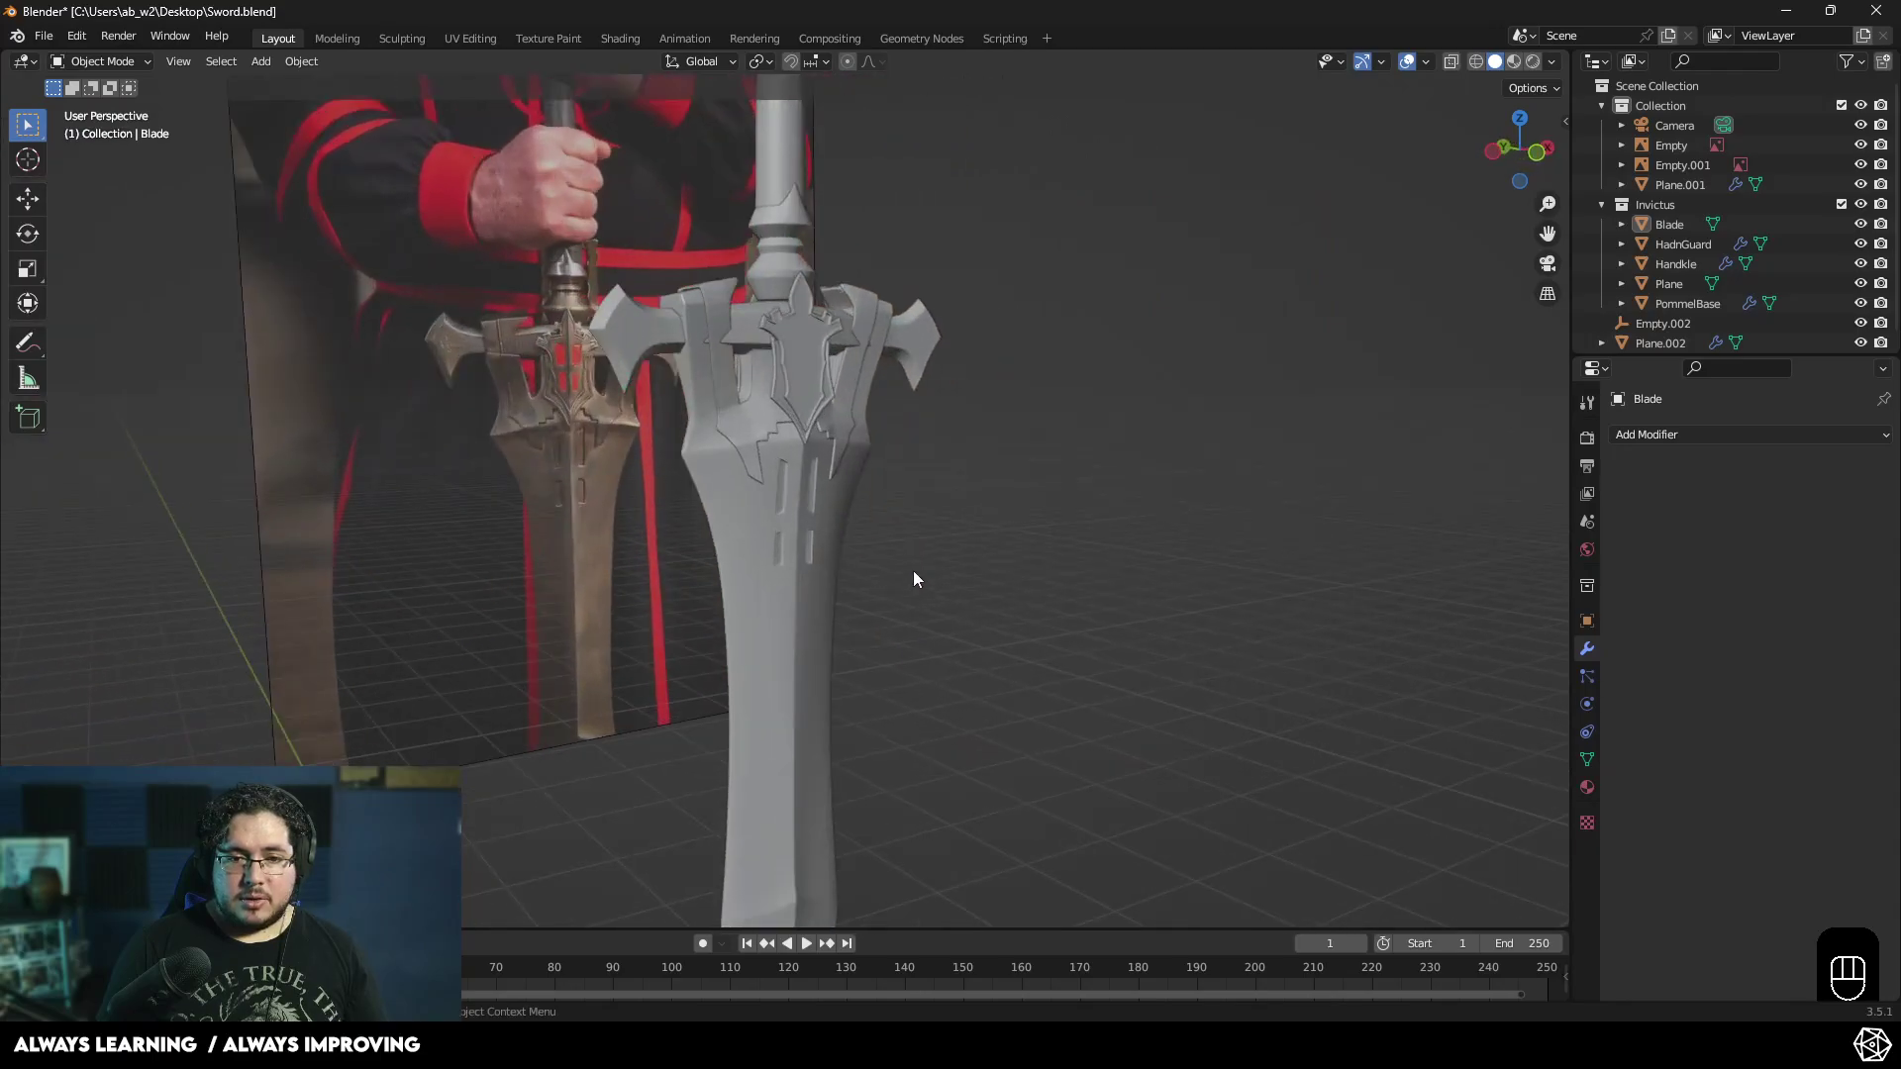
drag(1029, 537, 1093, 738)
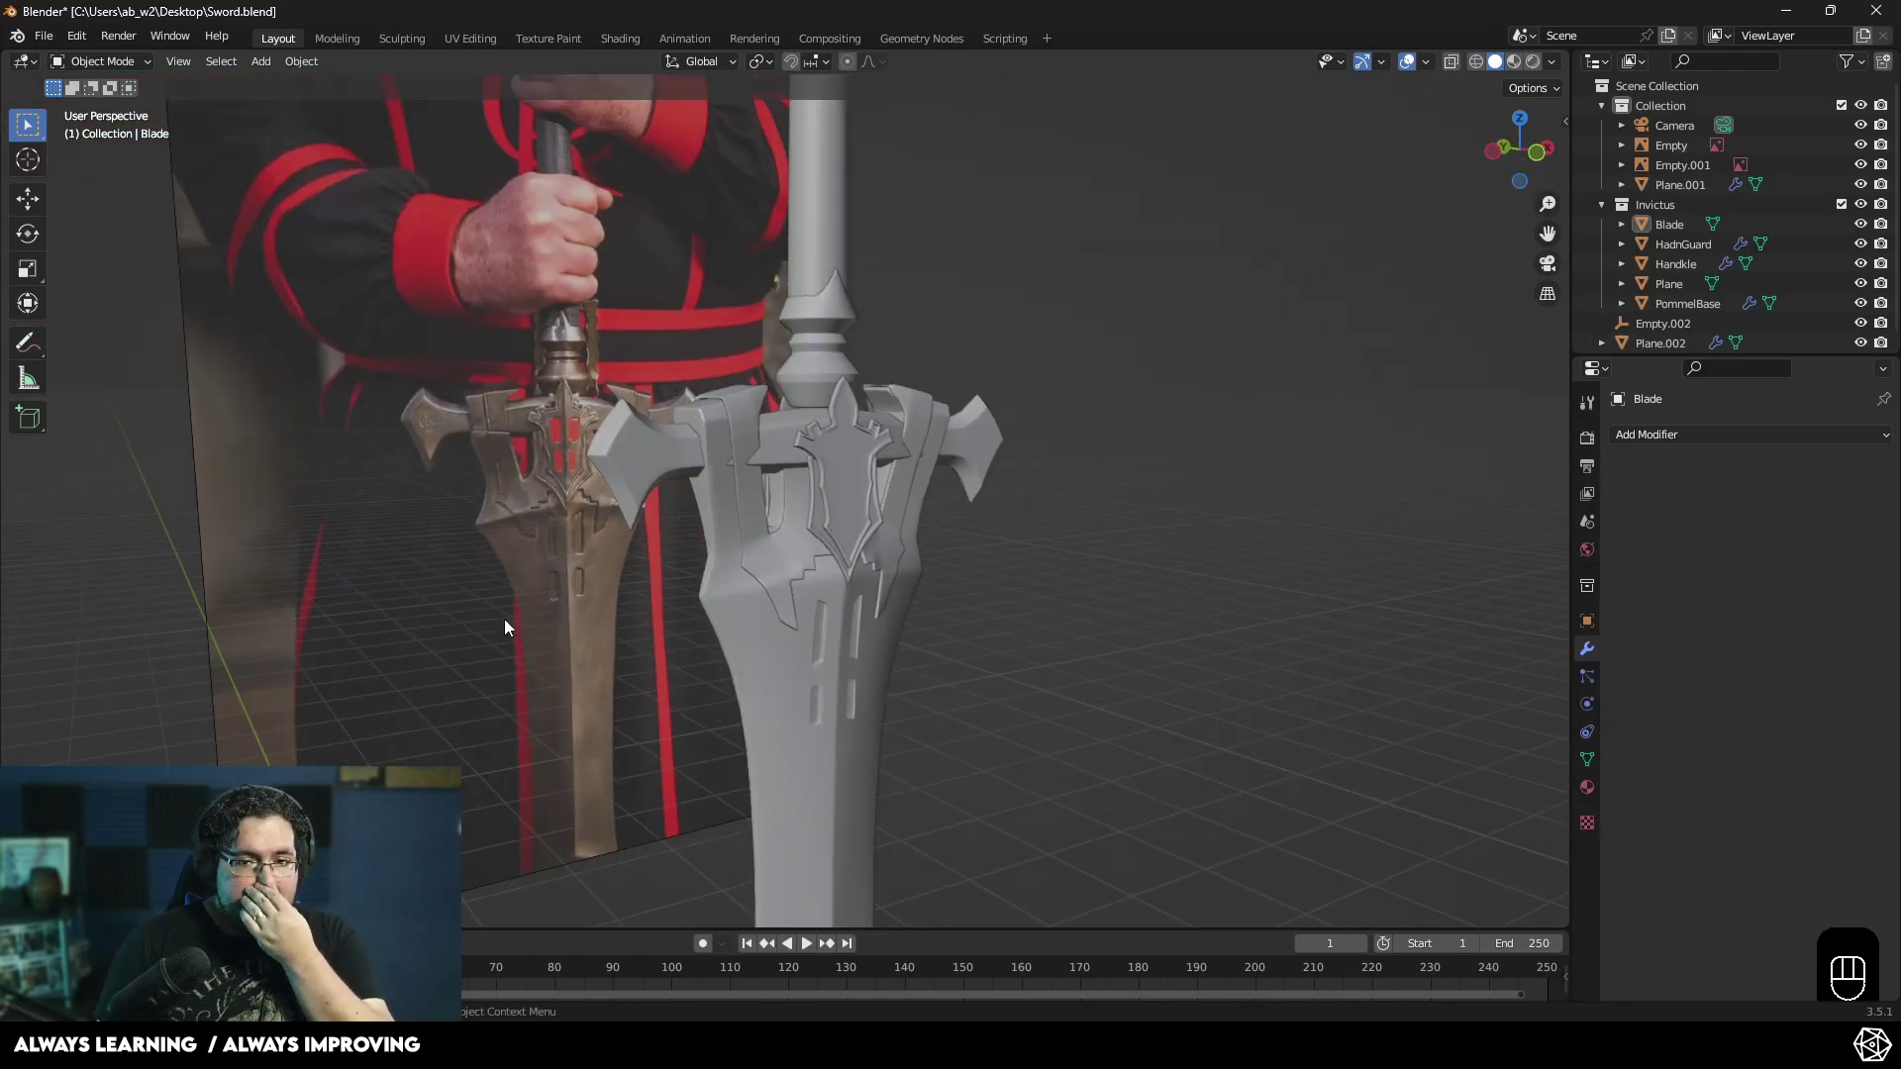
drag(566, 524, 631, 489)
drag(624, 462, 550, 459)
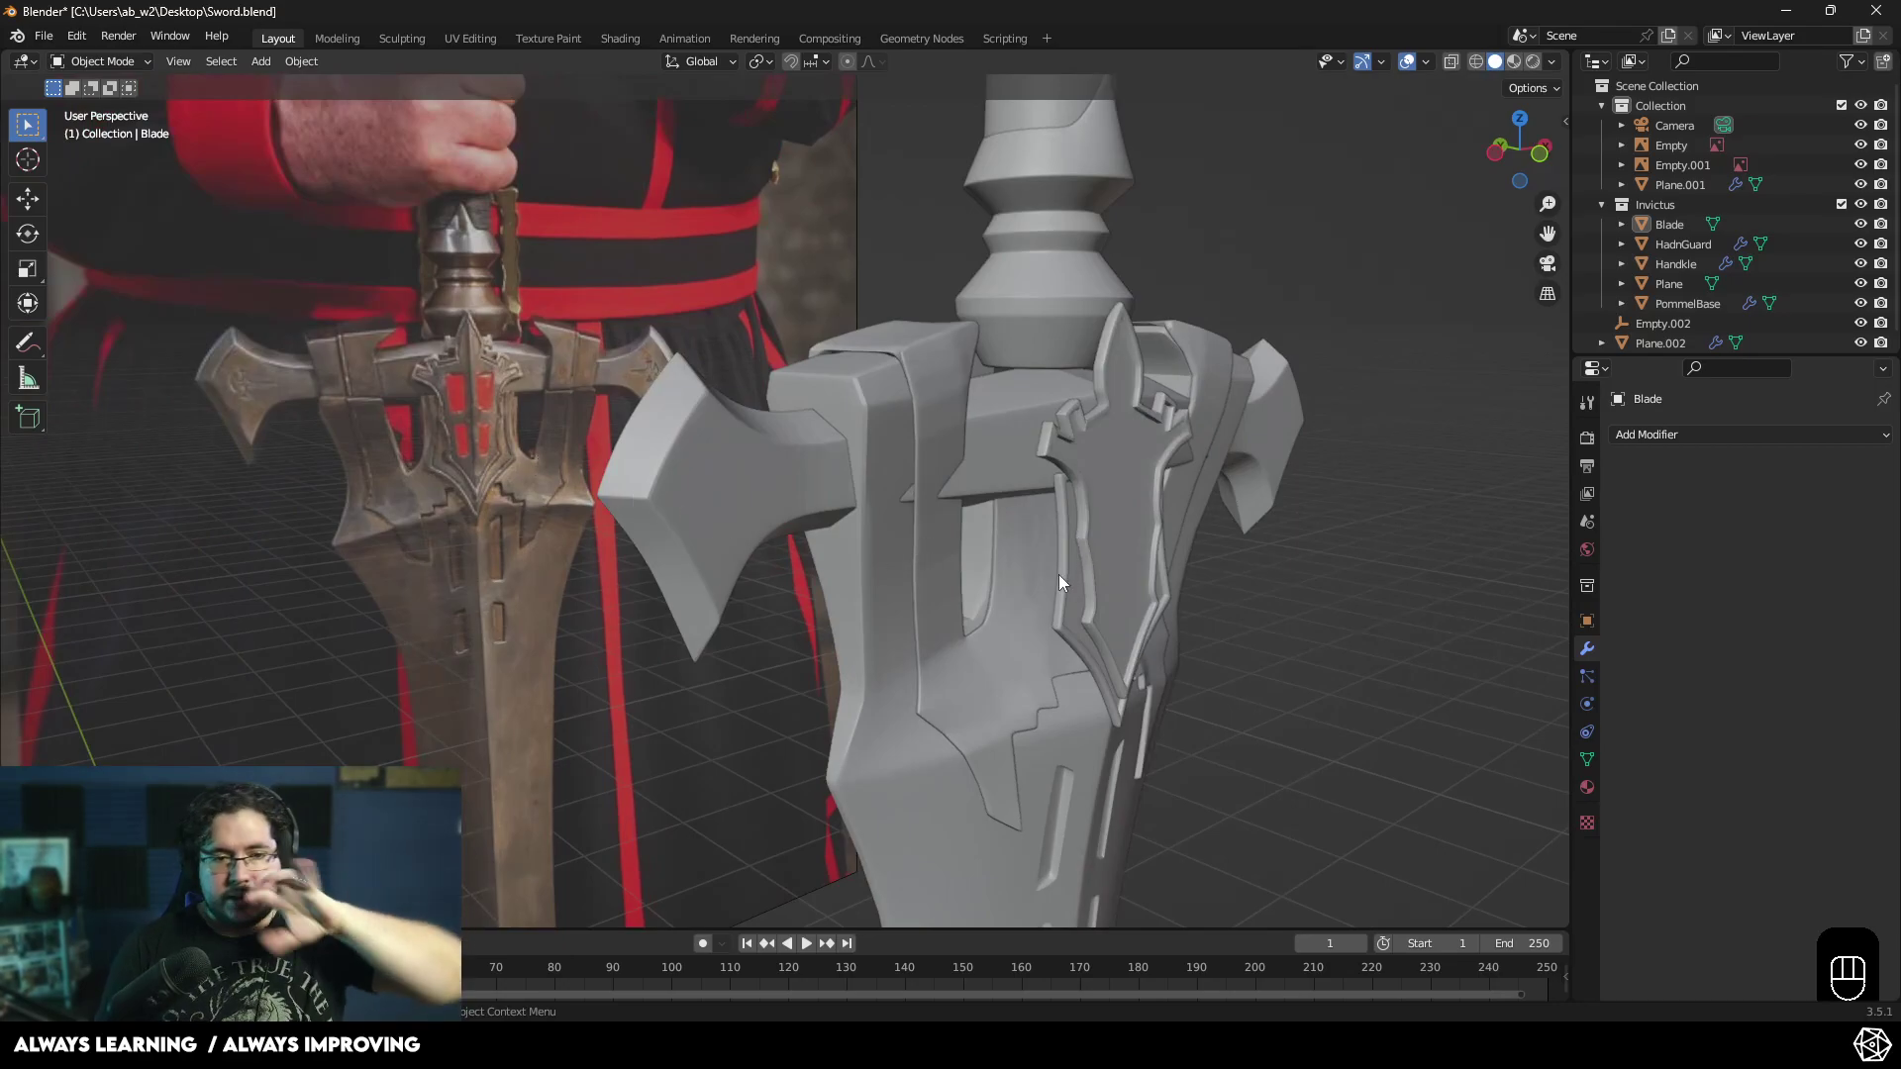
drag(1124, 594, 1158, 592)
drag(952, 575, 998, 544)
click(1008, 531)
drag(906, 600, 759, 603)
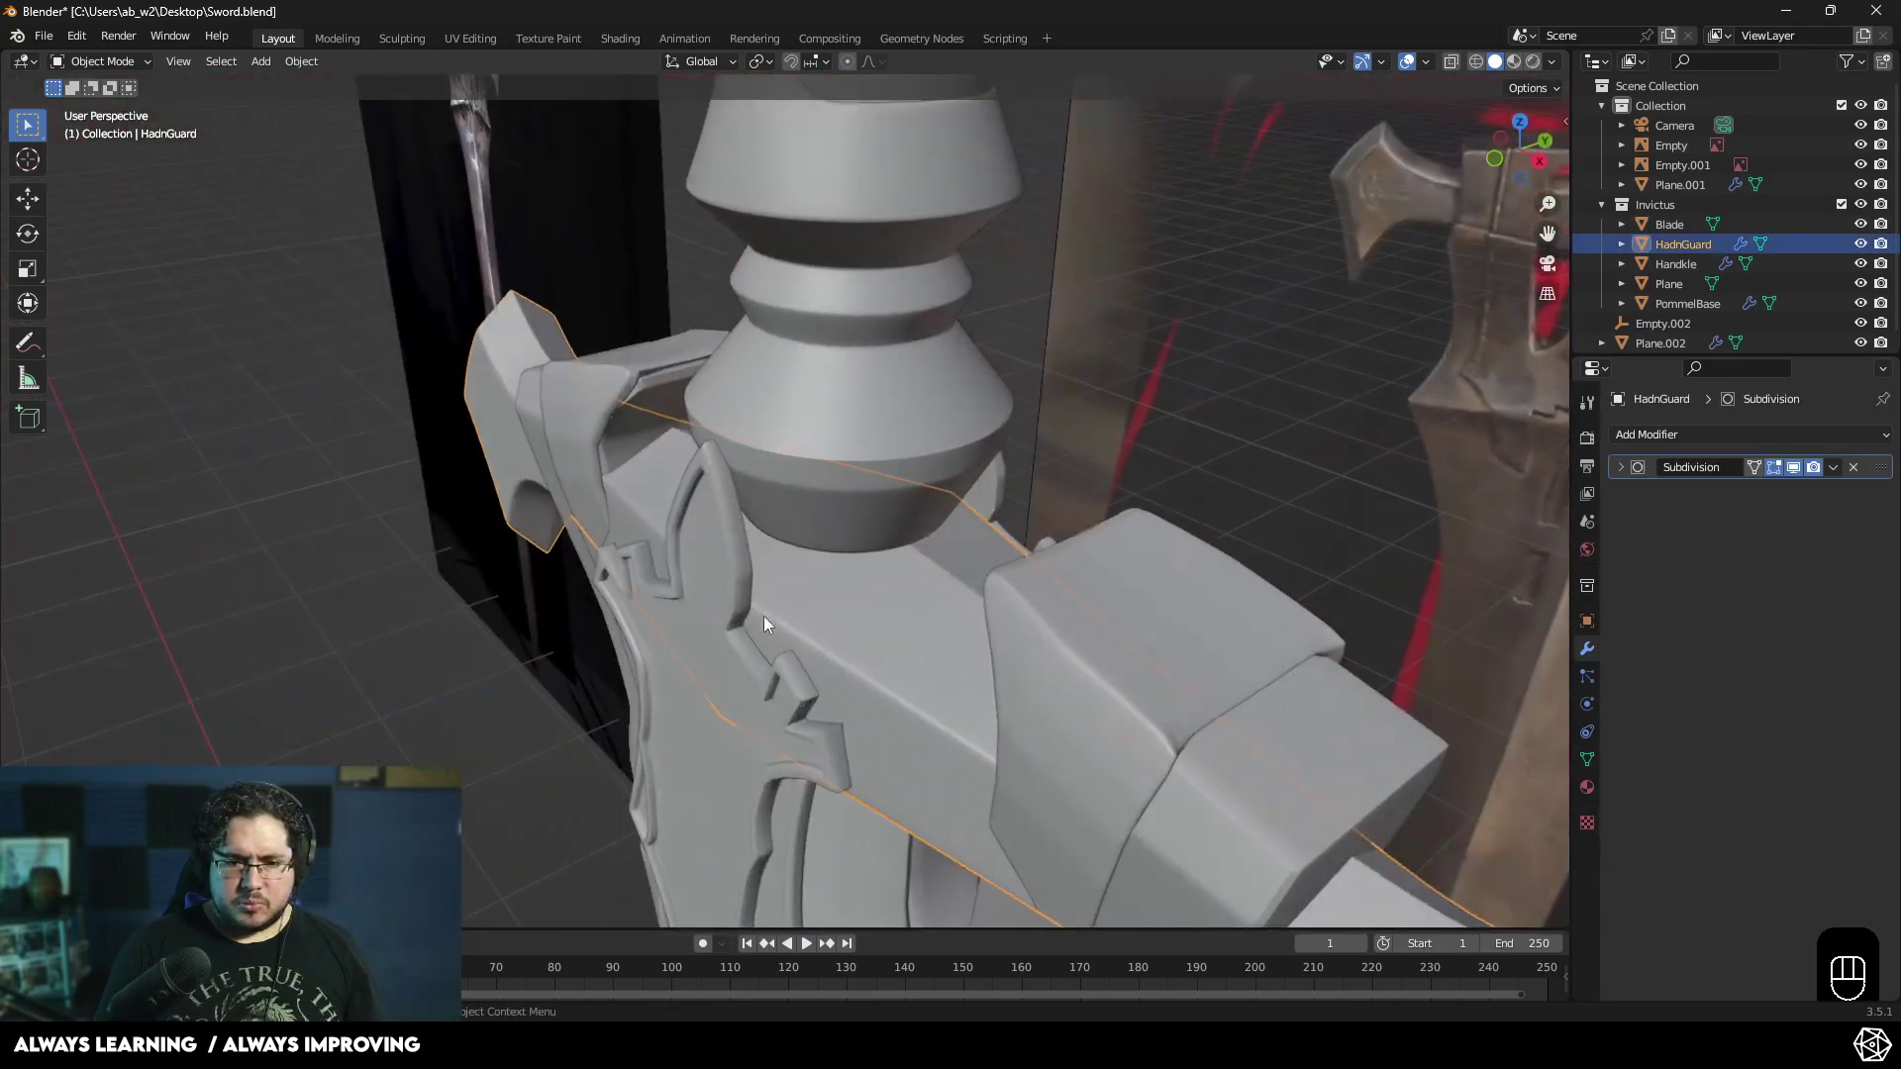
- Scale the hand guard along Y to about 0.93 and check the sword against the reference
key(s)
key(y)
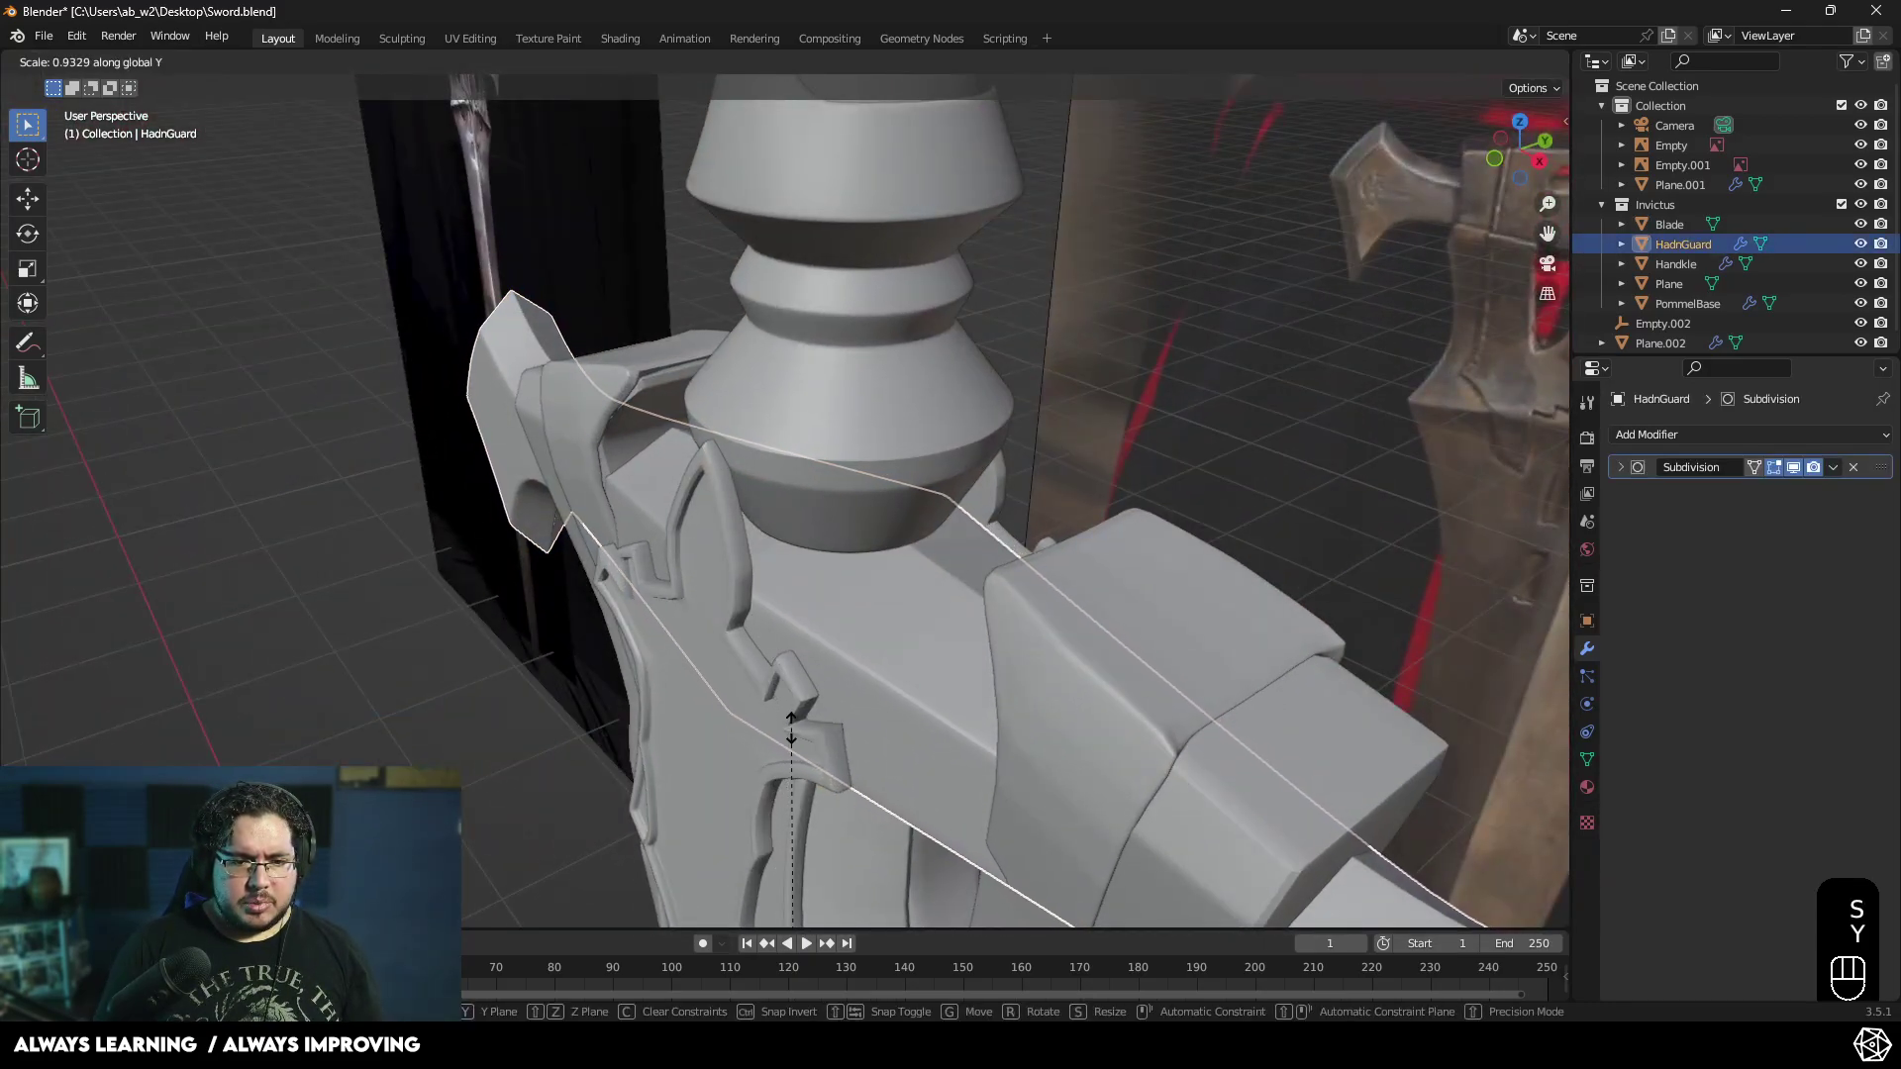
drag(738, 671, 948, 465)
drag(884, 762, 994, 732)
click(1102, 698)
drag(1074, 723, 1042, 730)
drag(1038, 662, 999, 513)
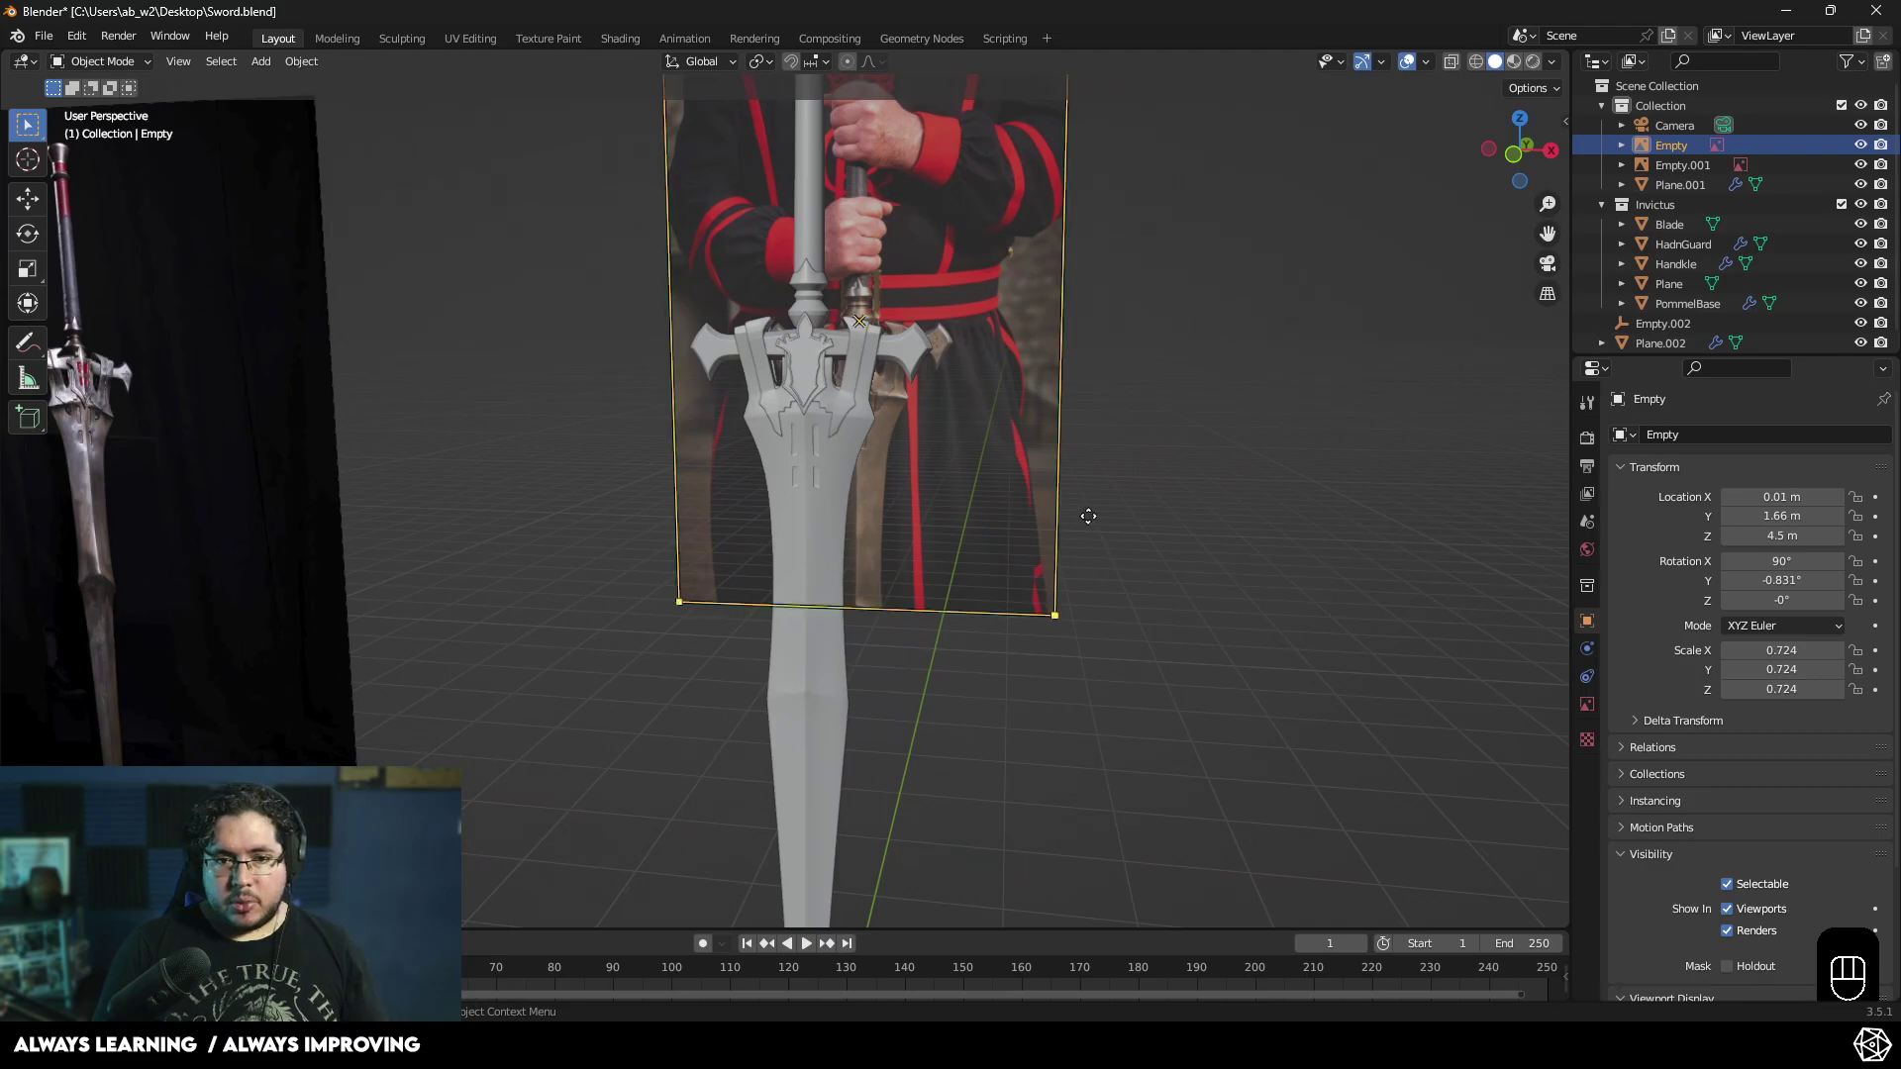
- Face the hilt straight on in front view with see-through shading, zoomed on the emblem
key(KP_1)
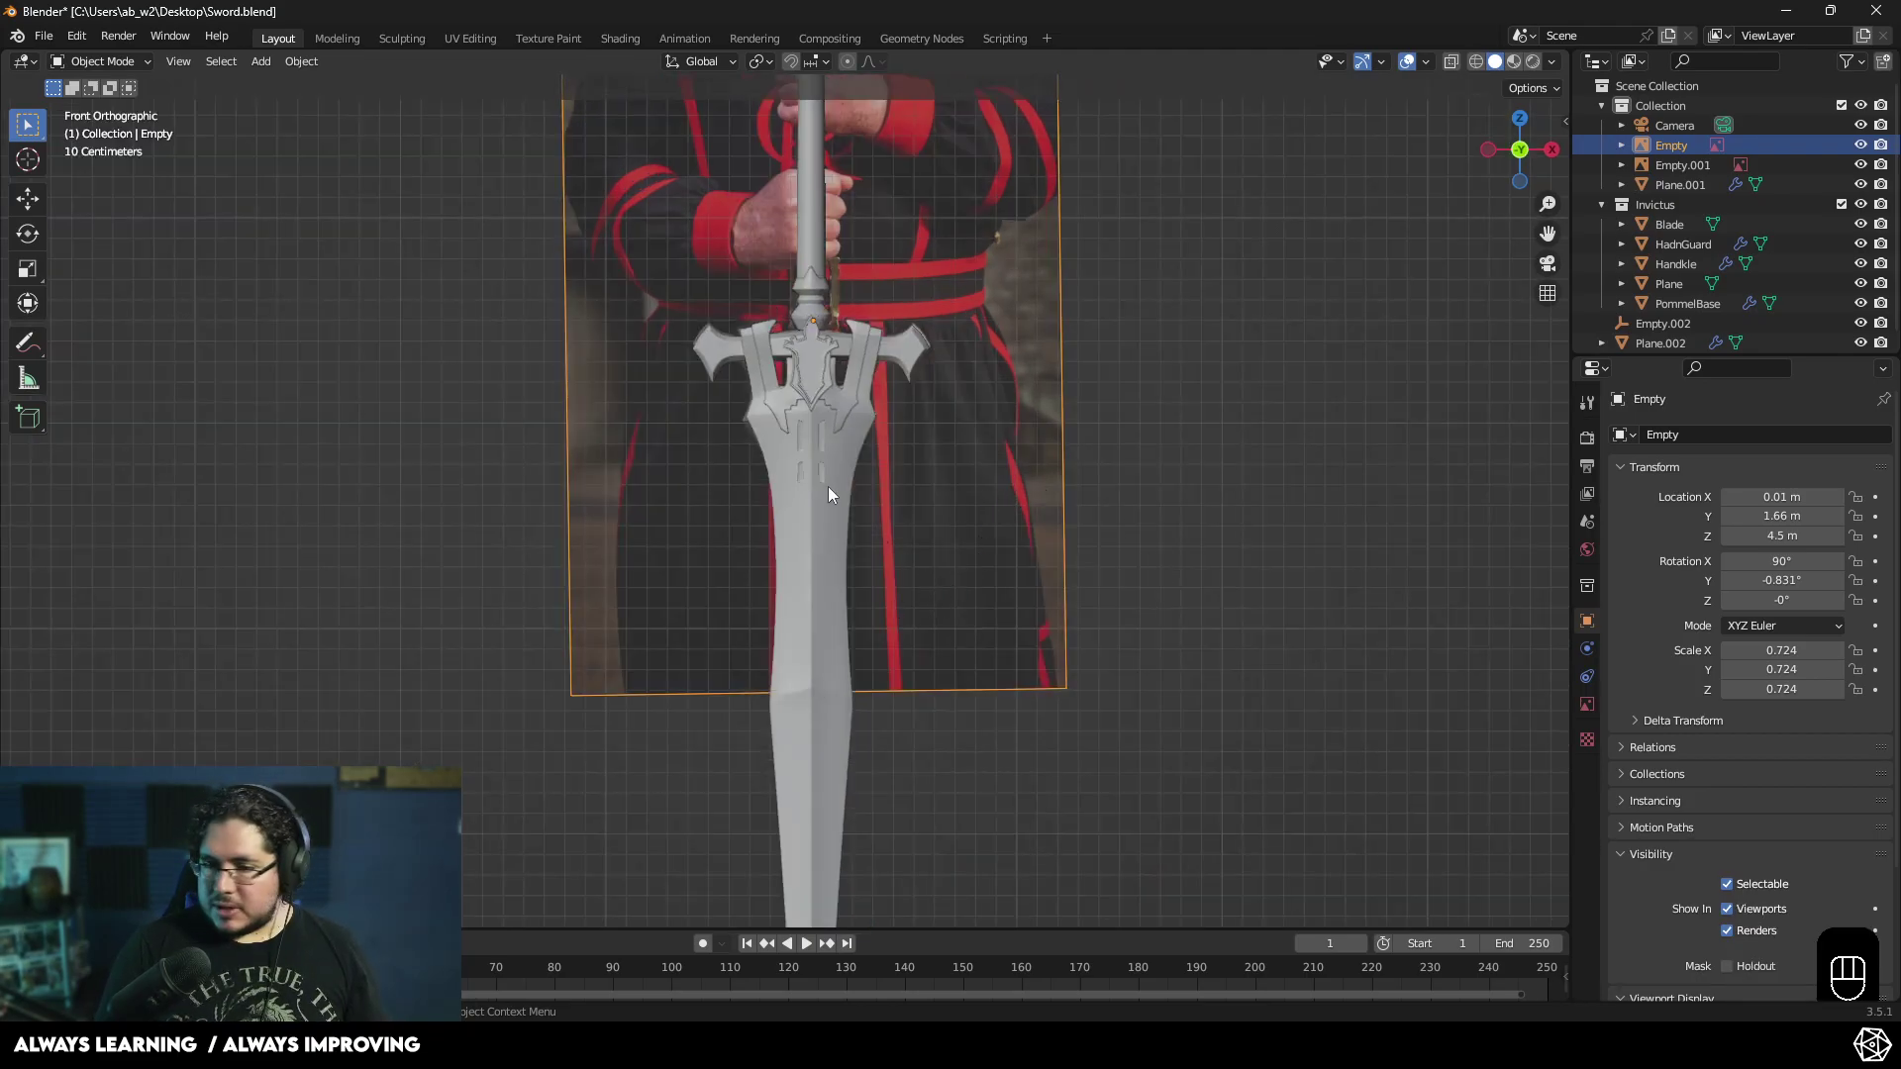
drag(903, 503, 899, 671)
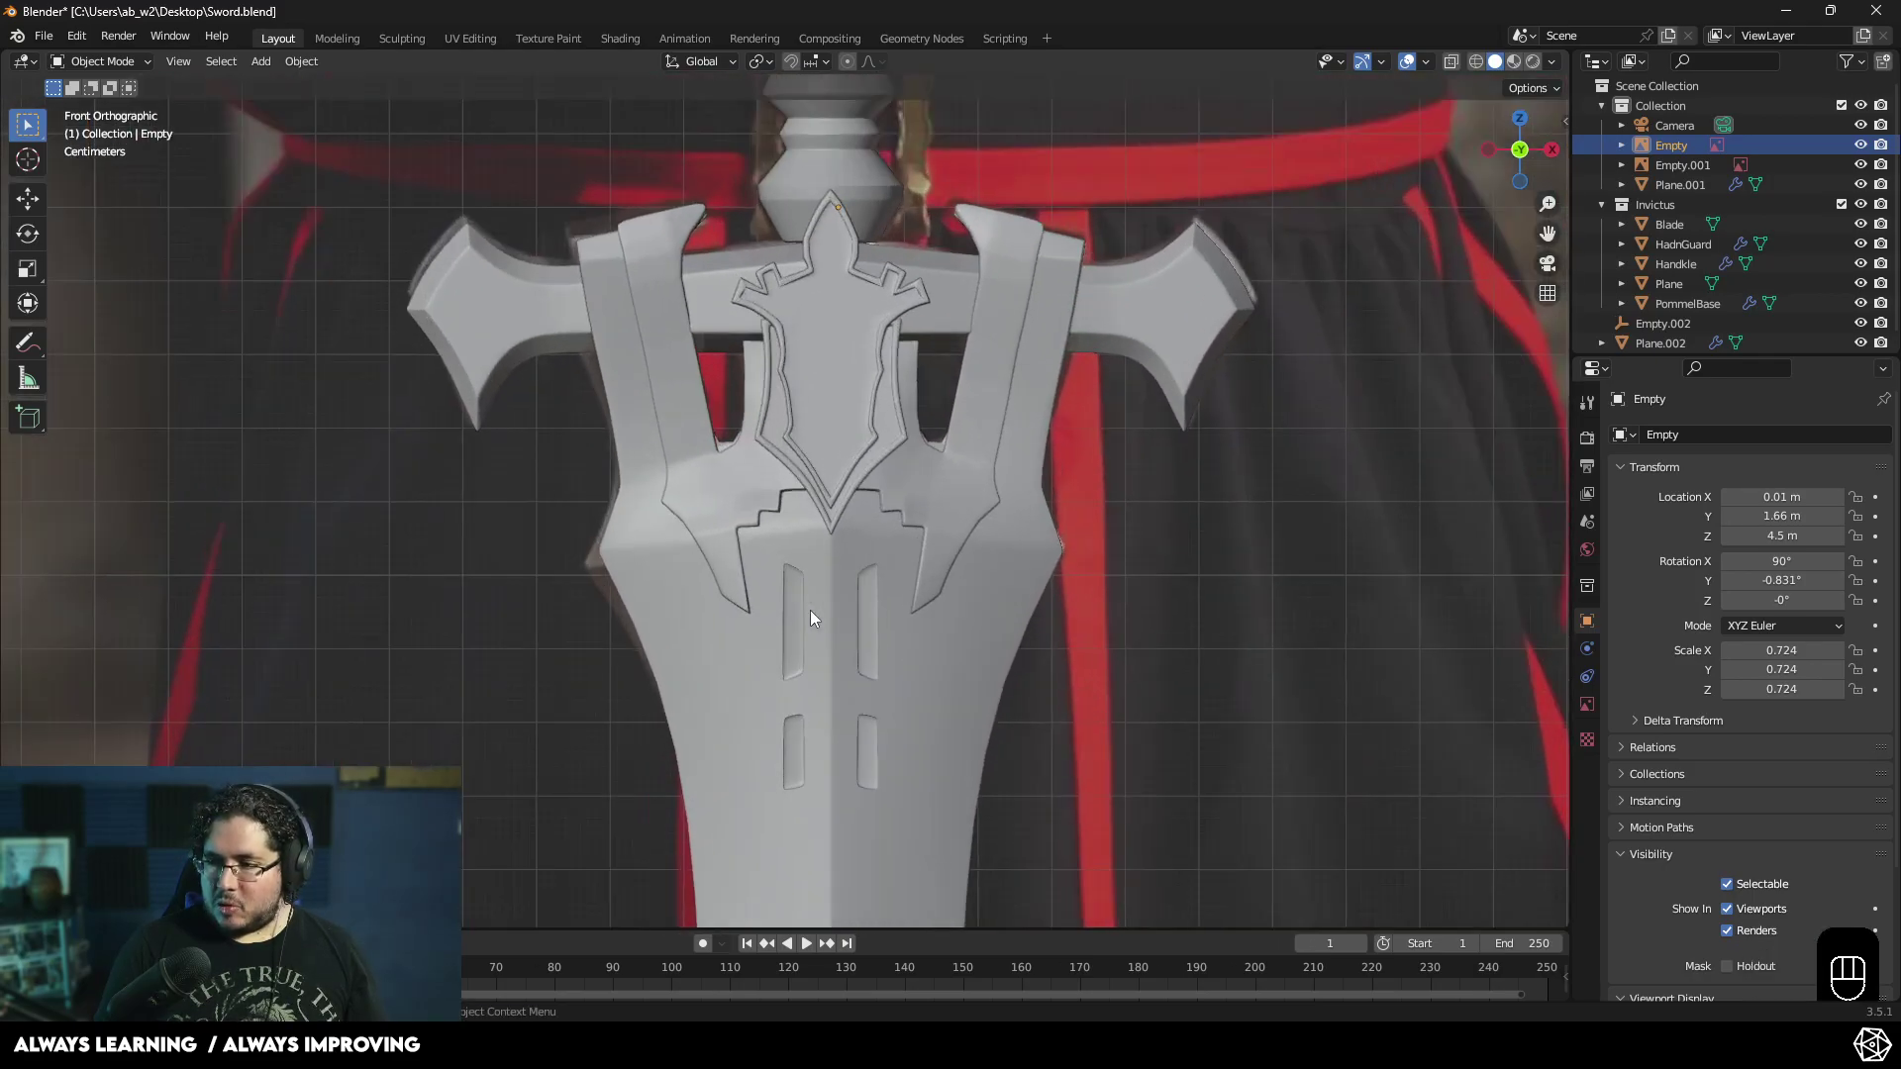
drag(820, 555, 857, 718)
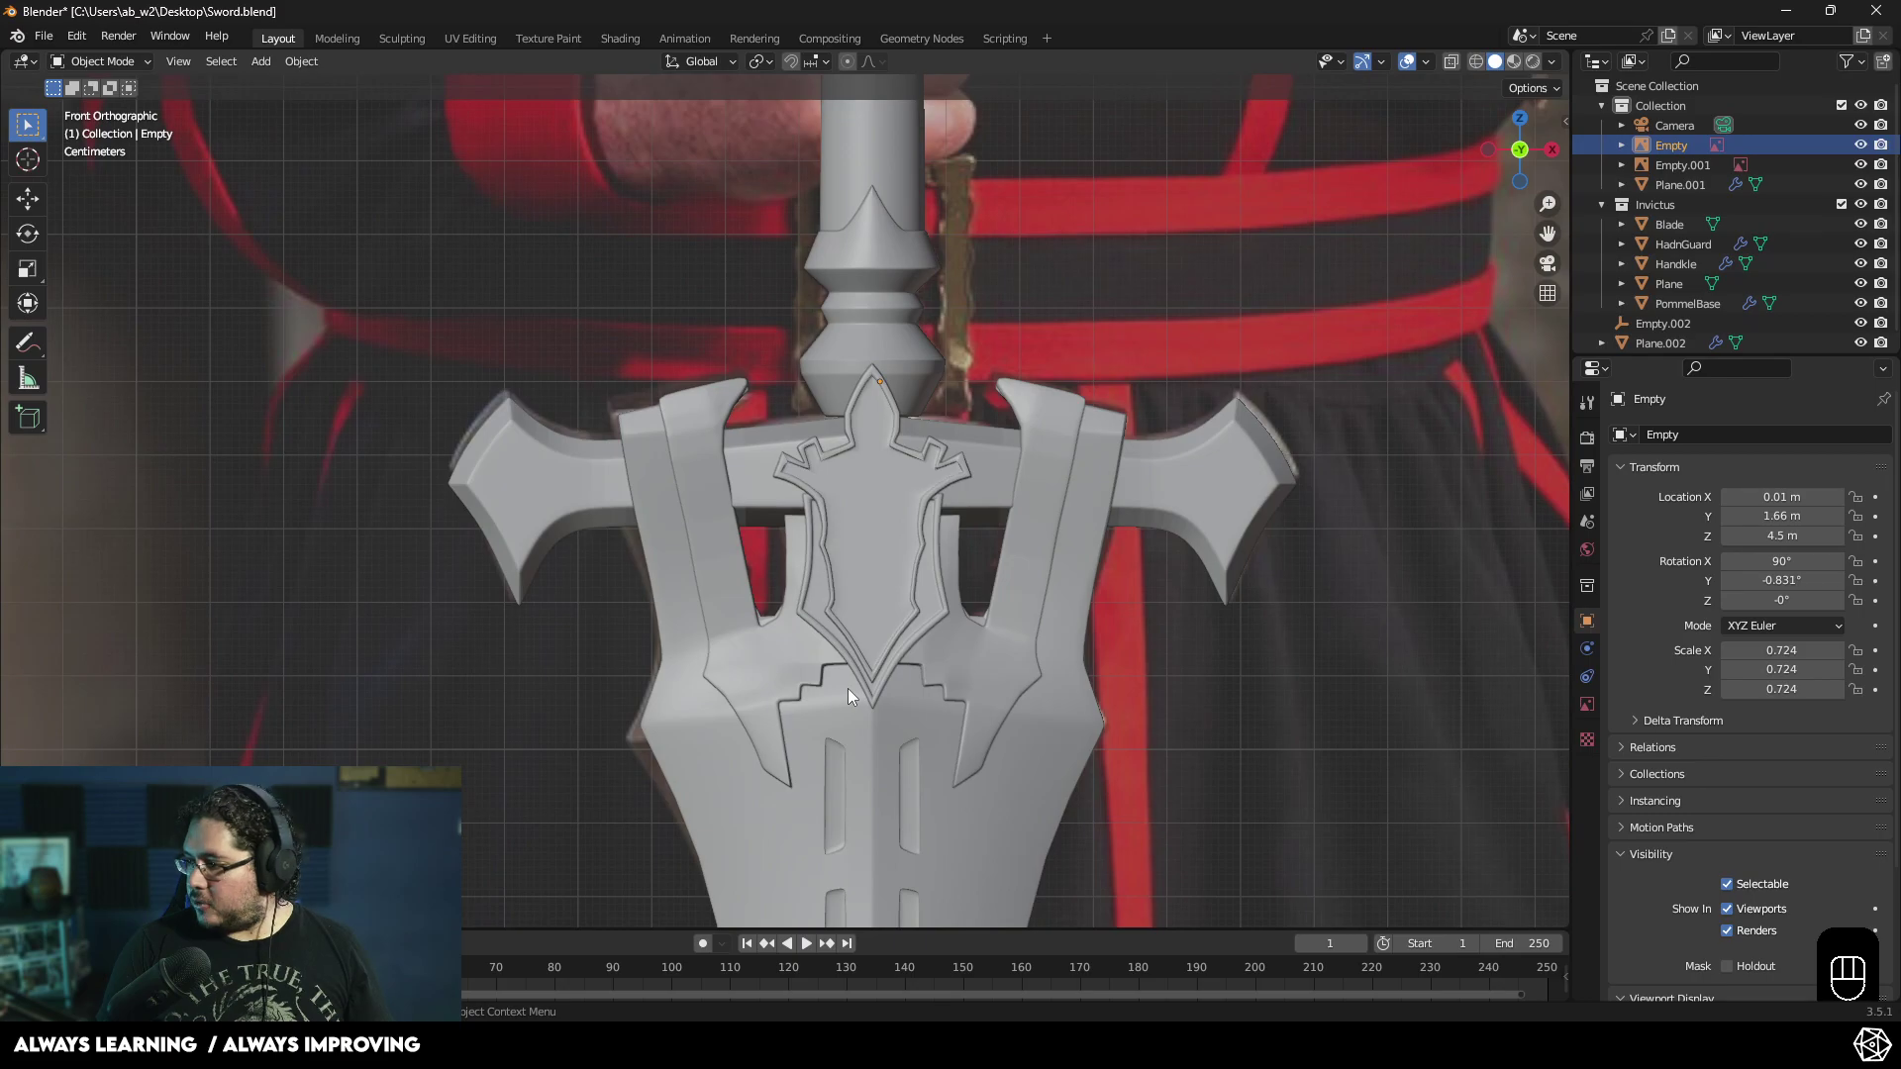
key(z)
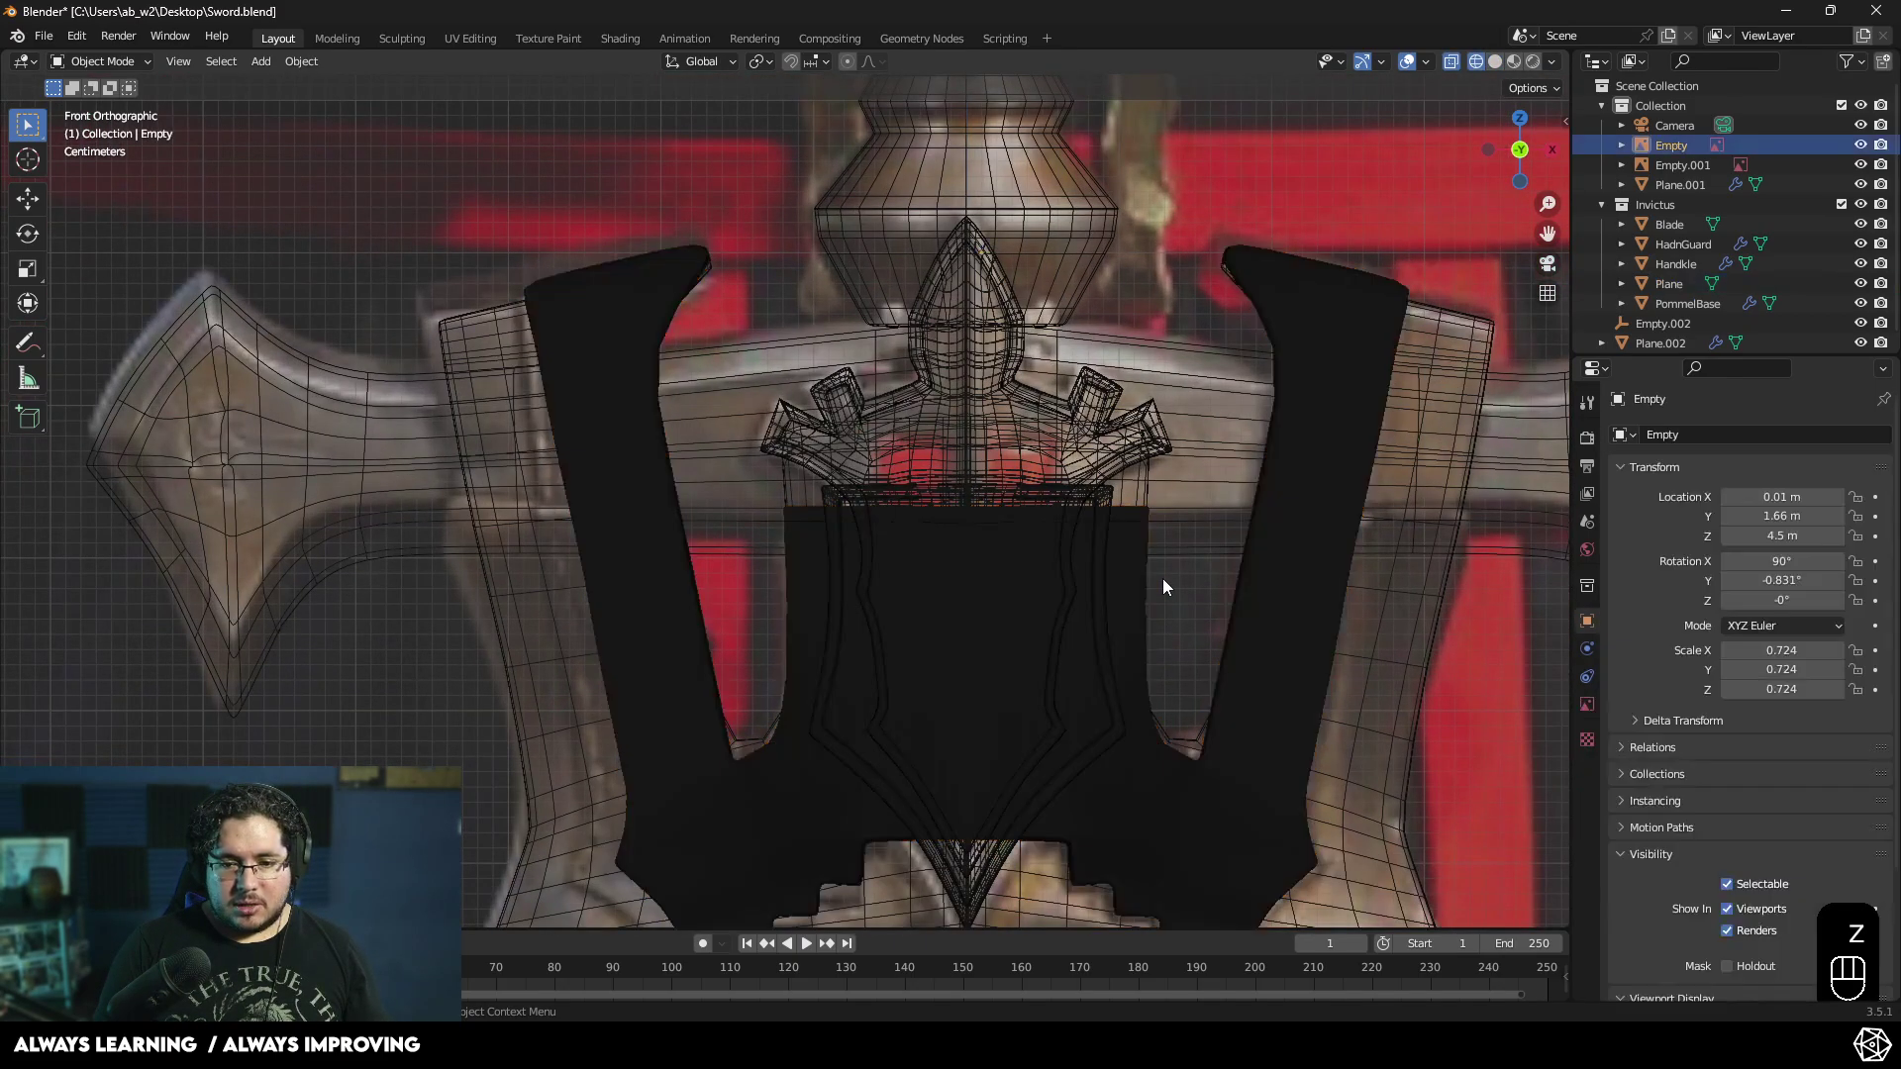
click(1877, 205)
drag(1062, 484, 1045, 450)
drag(1098, 438, 970, 572)
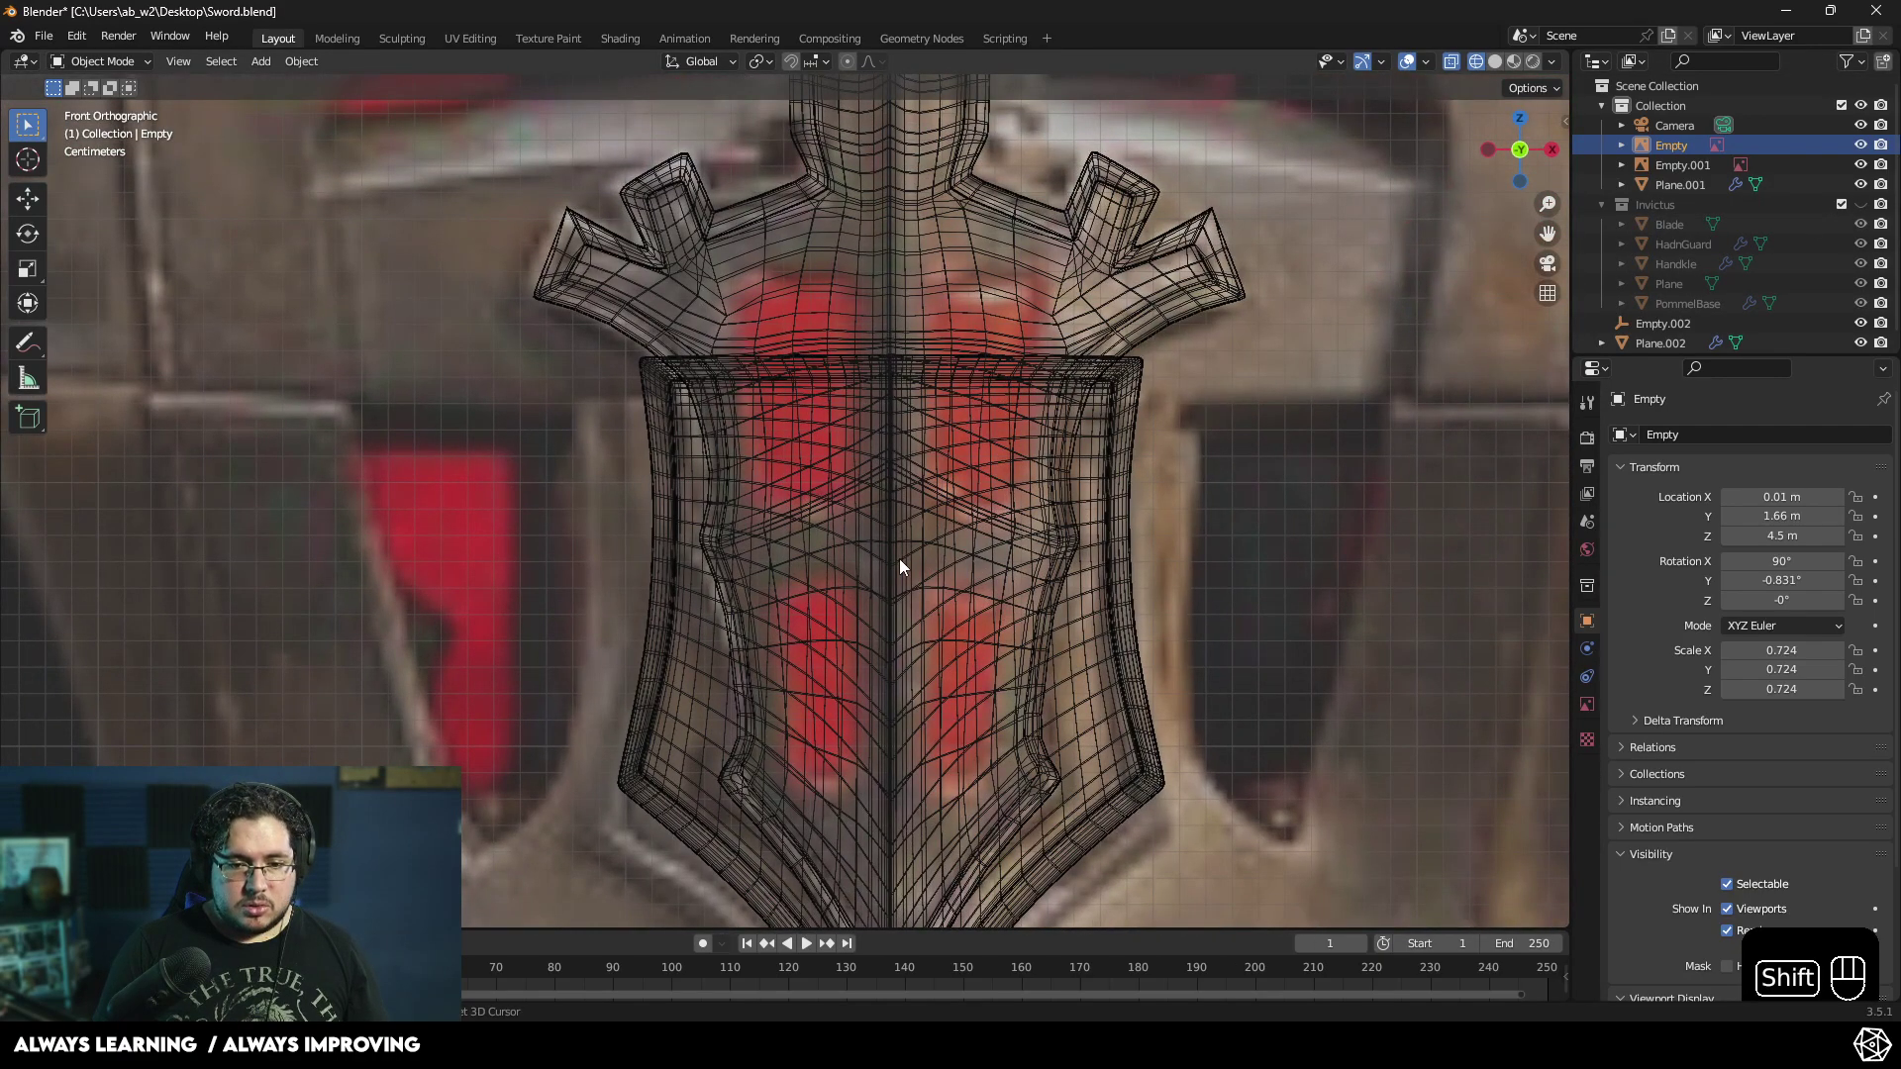
- Add a cube, shrink it to the emblem window size and move it onto the left red inset
key(shift+a)
key(g)
key(g)
click(873, 594)
key(Delete)
key(End)
key(shift+a)
key(g)
click(876, 347)
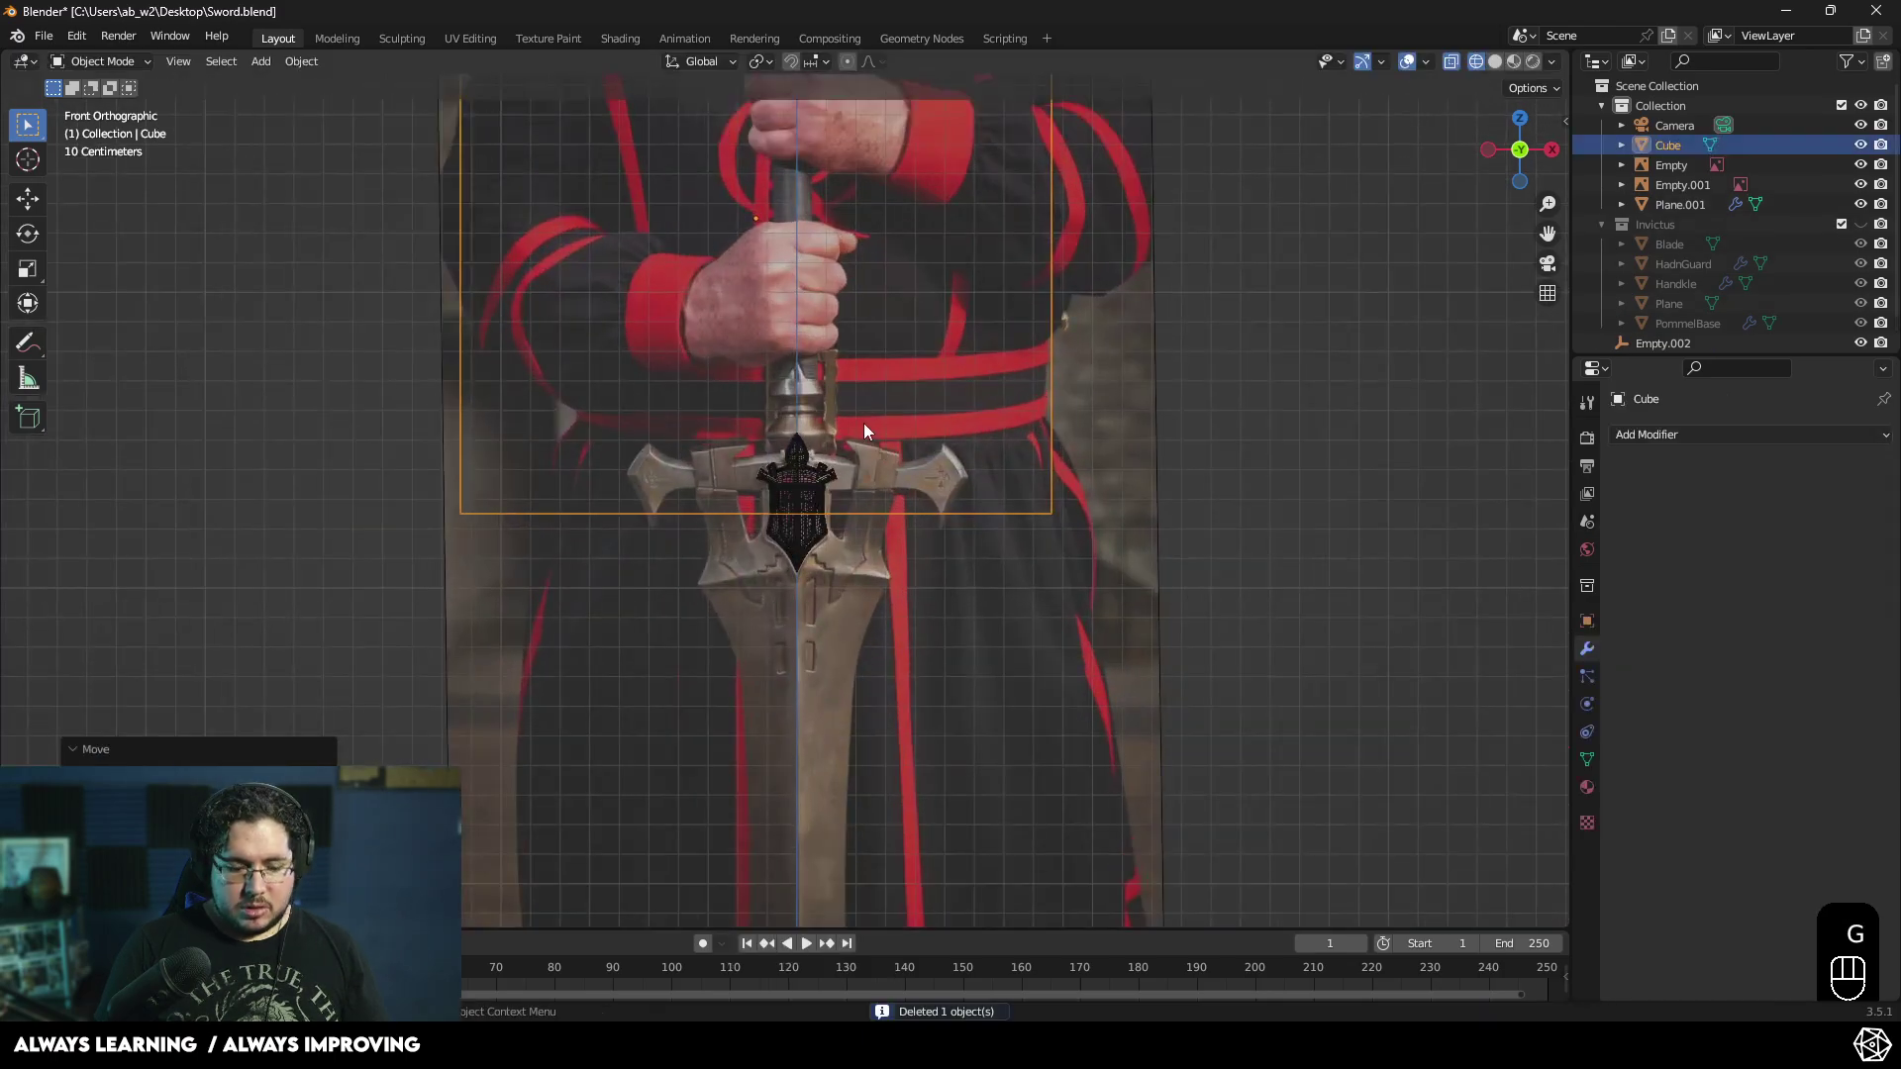
key(g)
key(s)
click(802, 493)
drag(828, 464, 813, 557)
key(g)
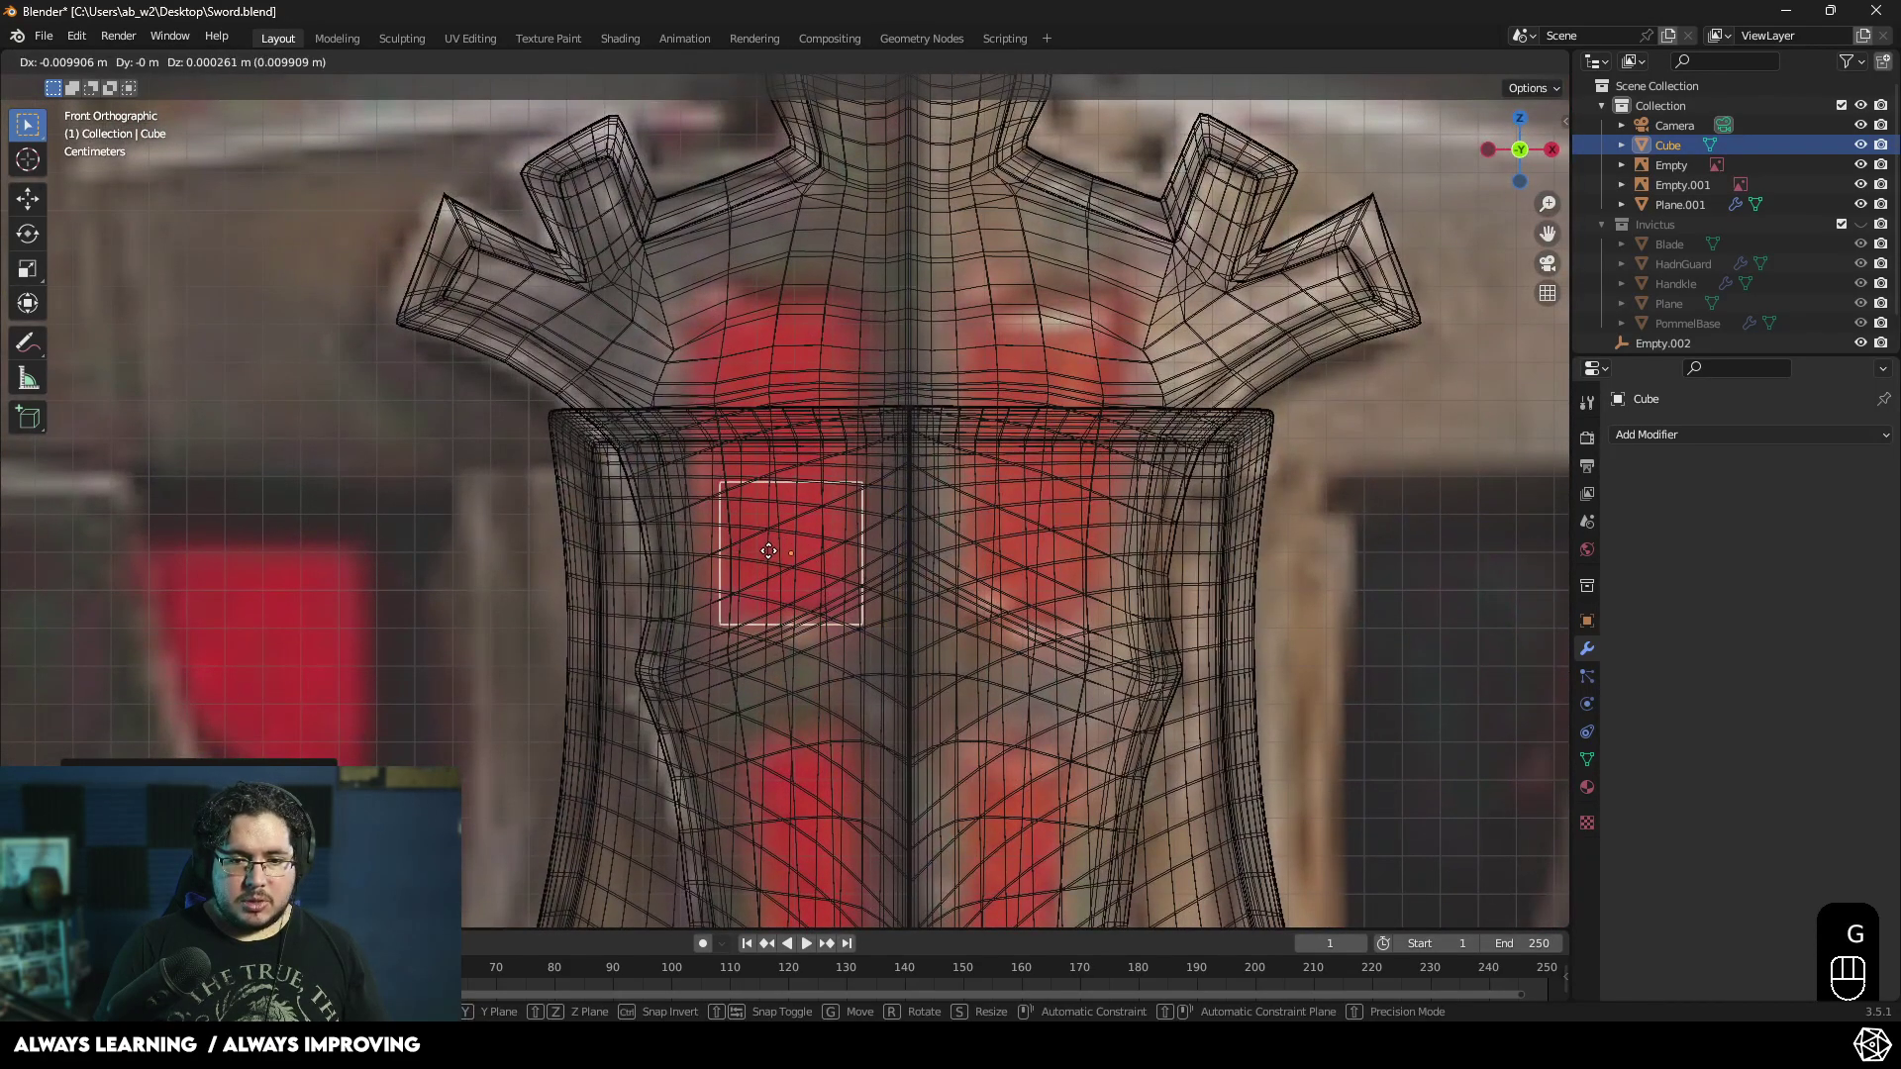
- Enter Edit Mode on the cube and hide the overlapping hand guard pieces in the Outliner
key(Tab)
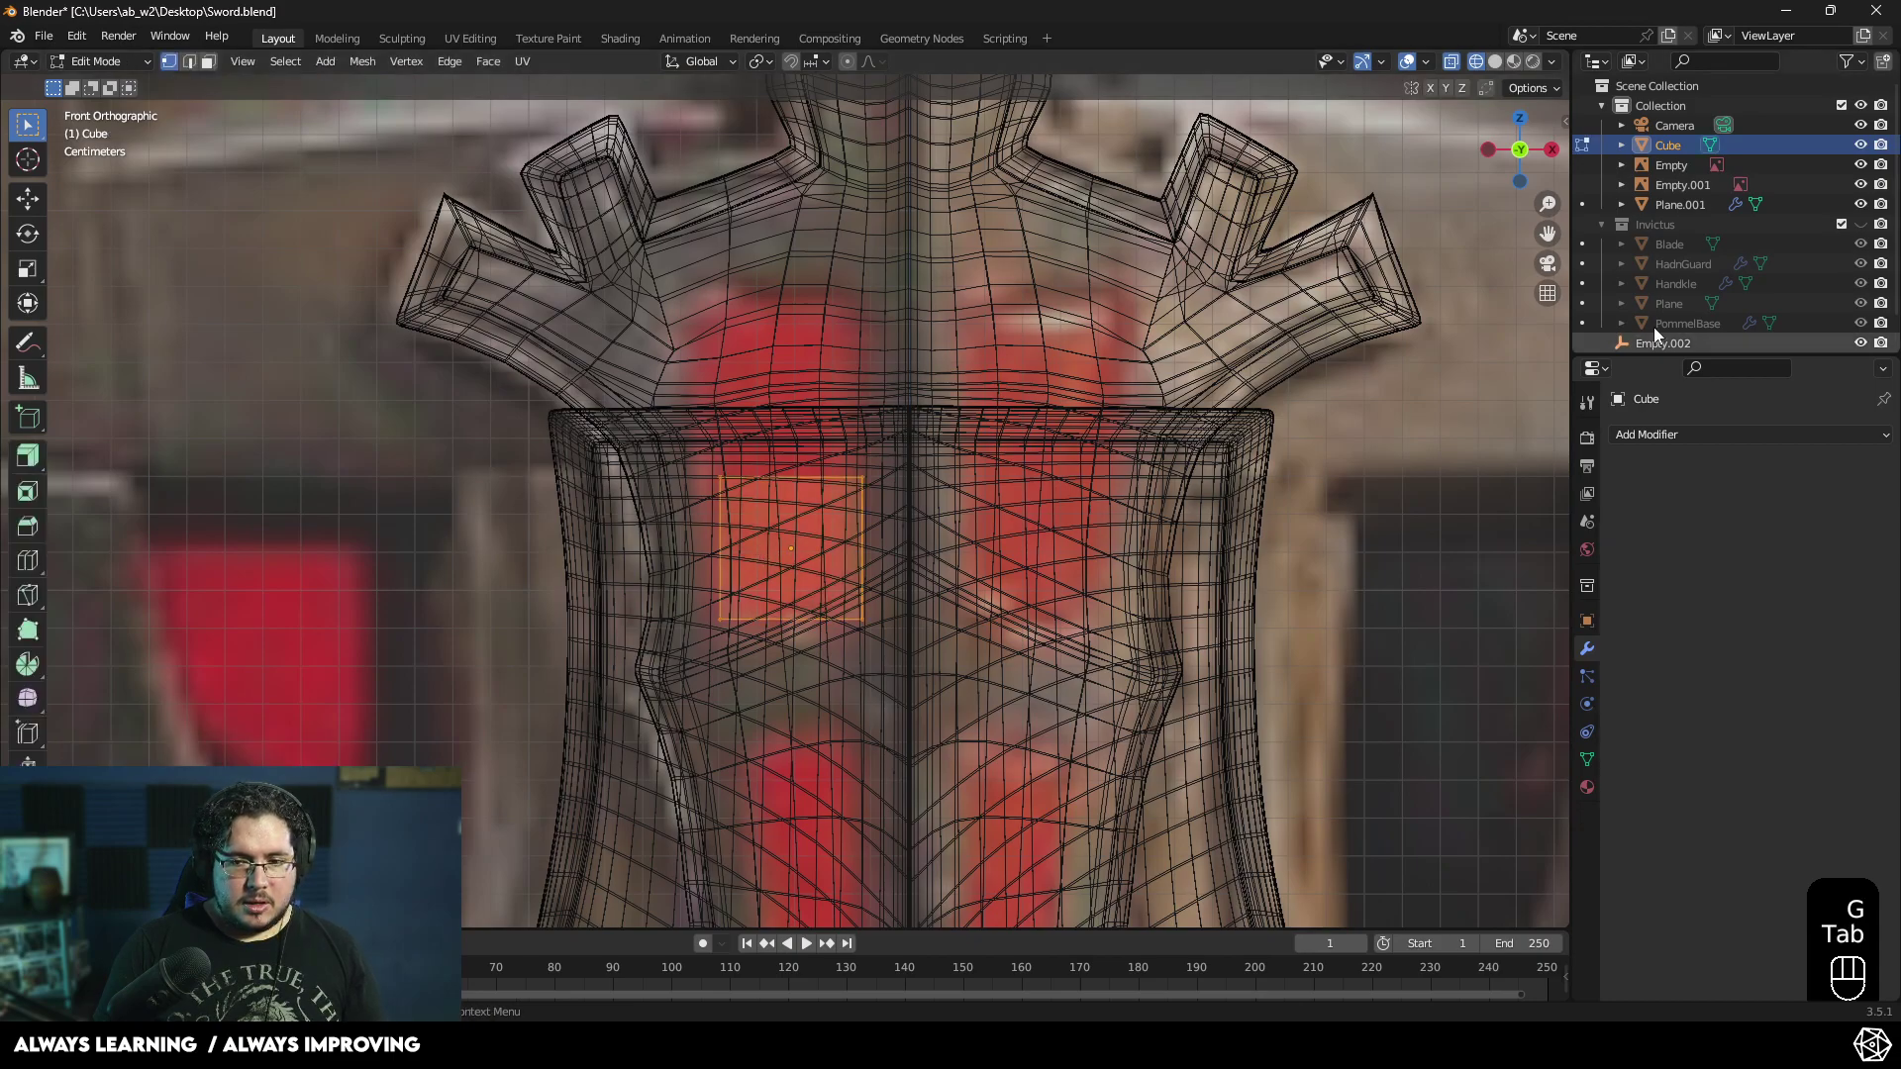
click(1872, 209)
click(1869, 154)
click(1874, 173)
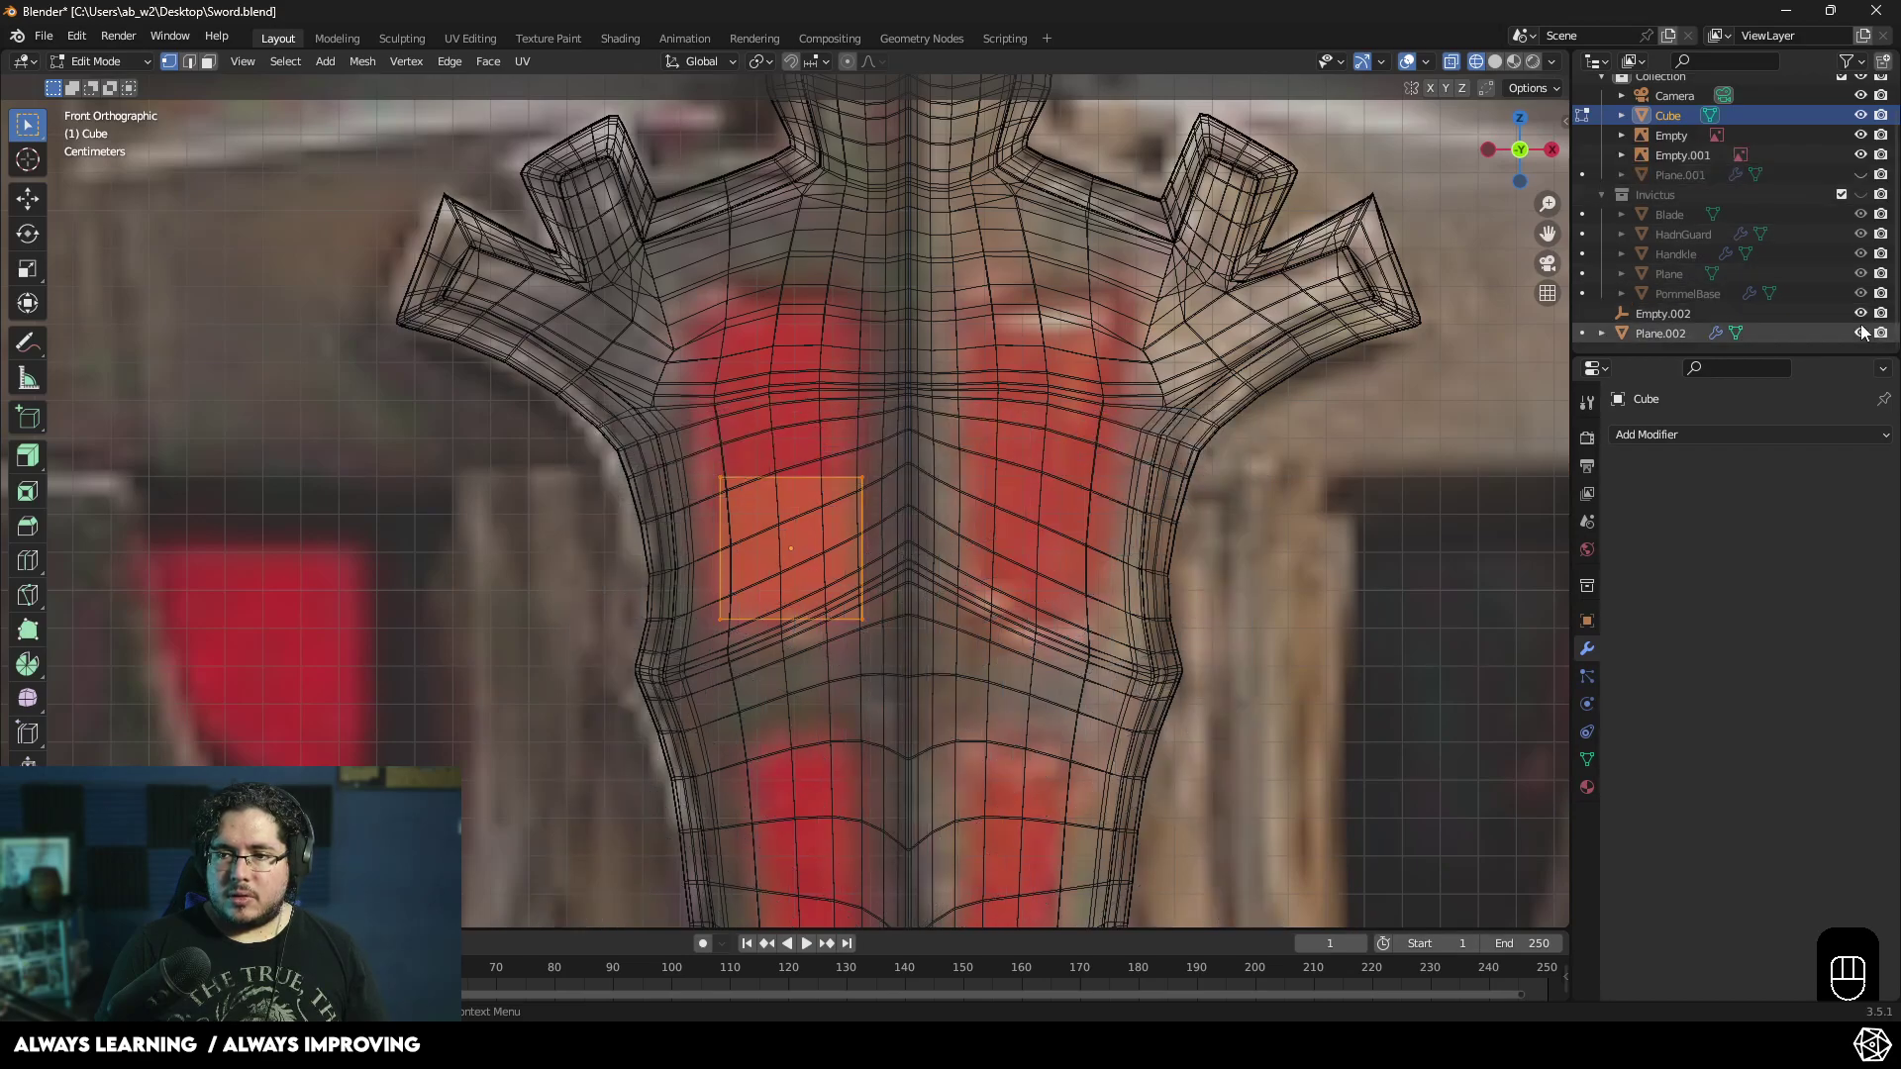
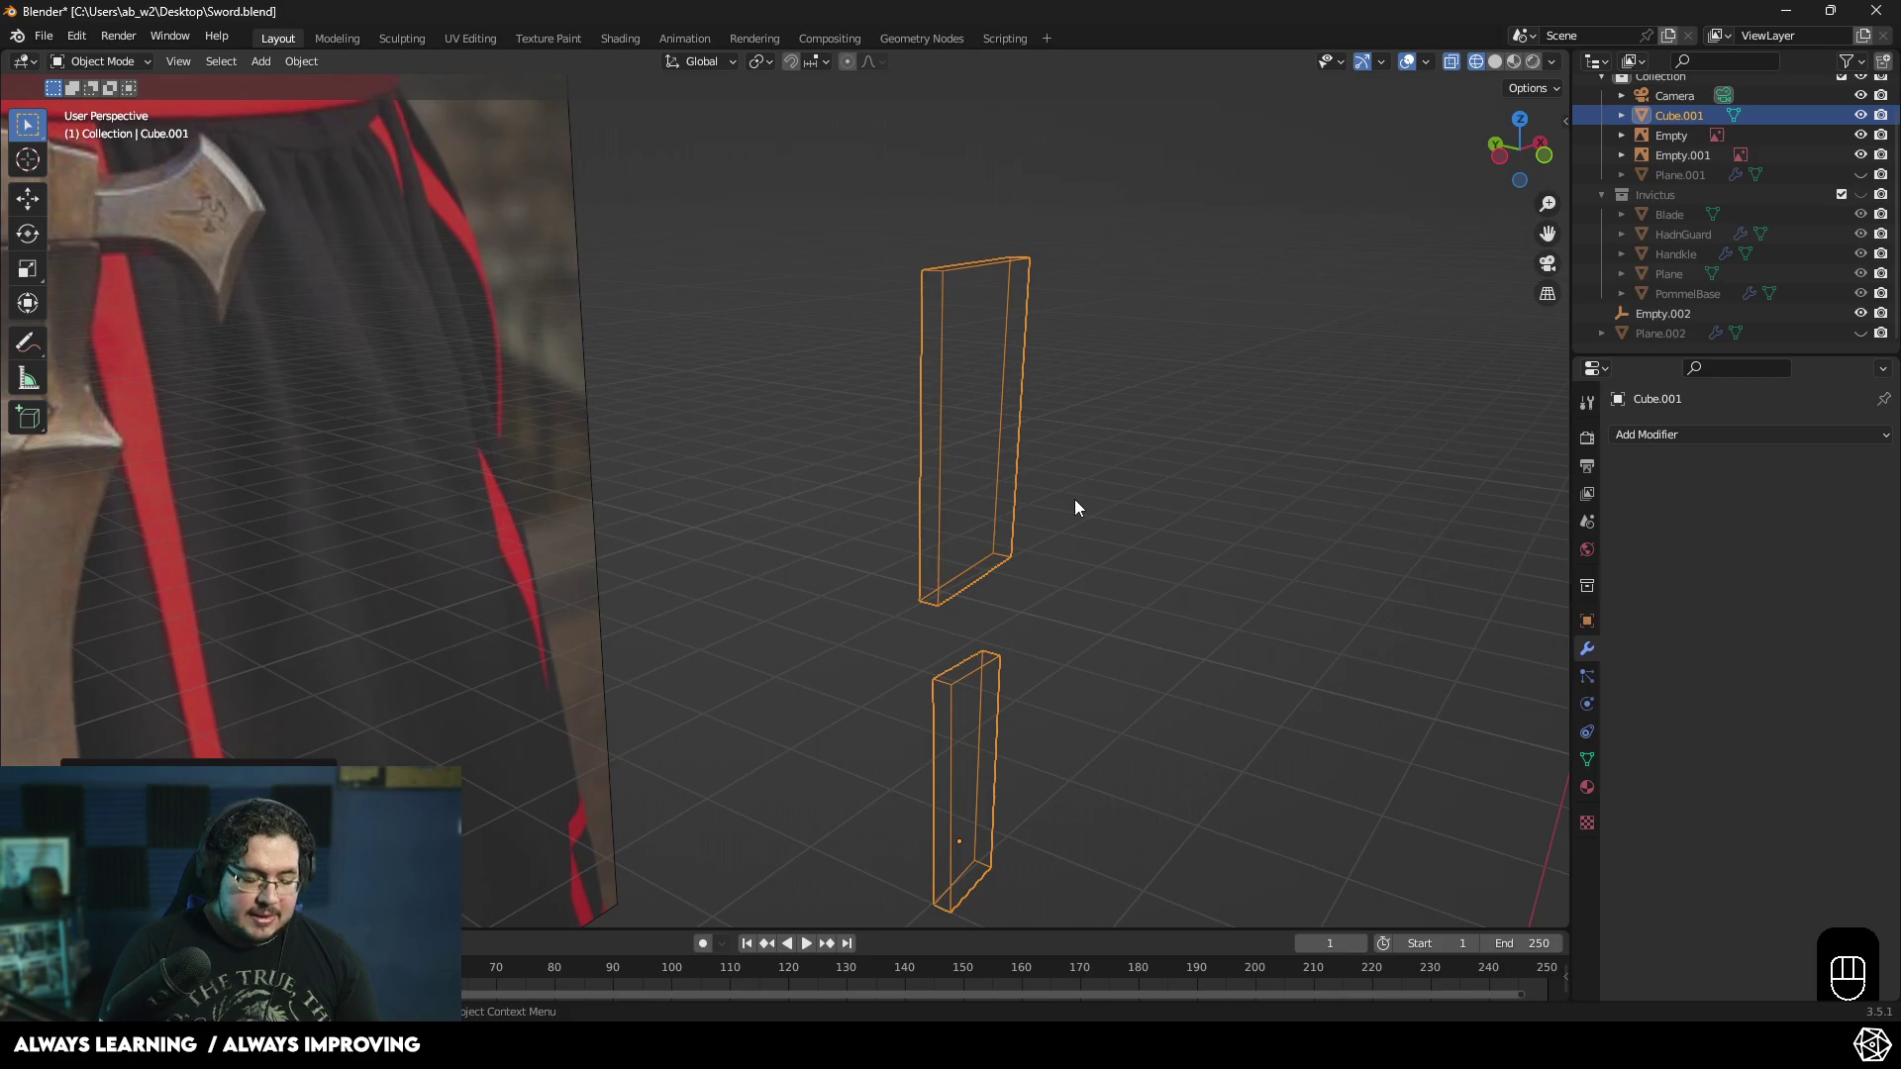
- Return to solid shading and orbit around the slab to inspect it
key(Tab)
key(Tab)
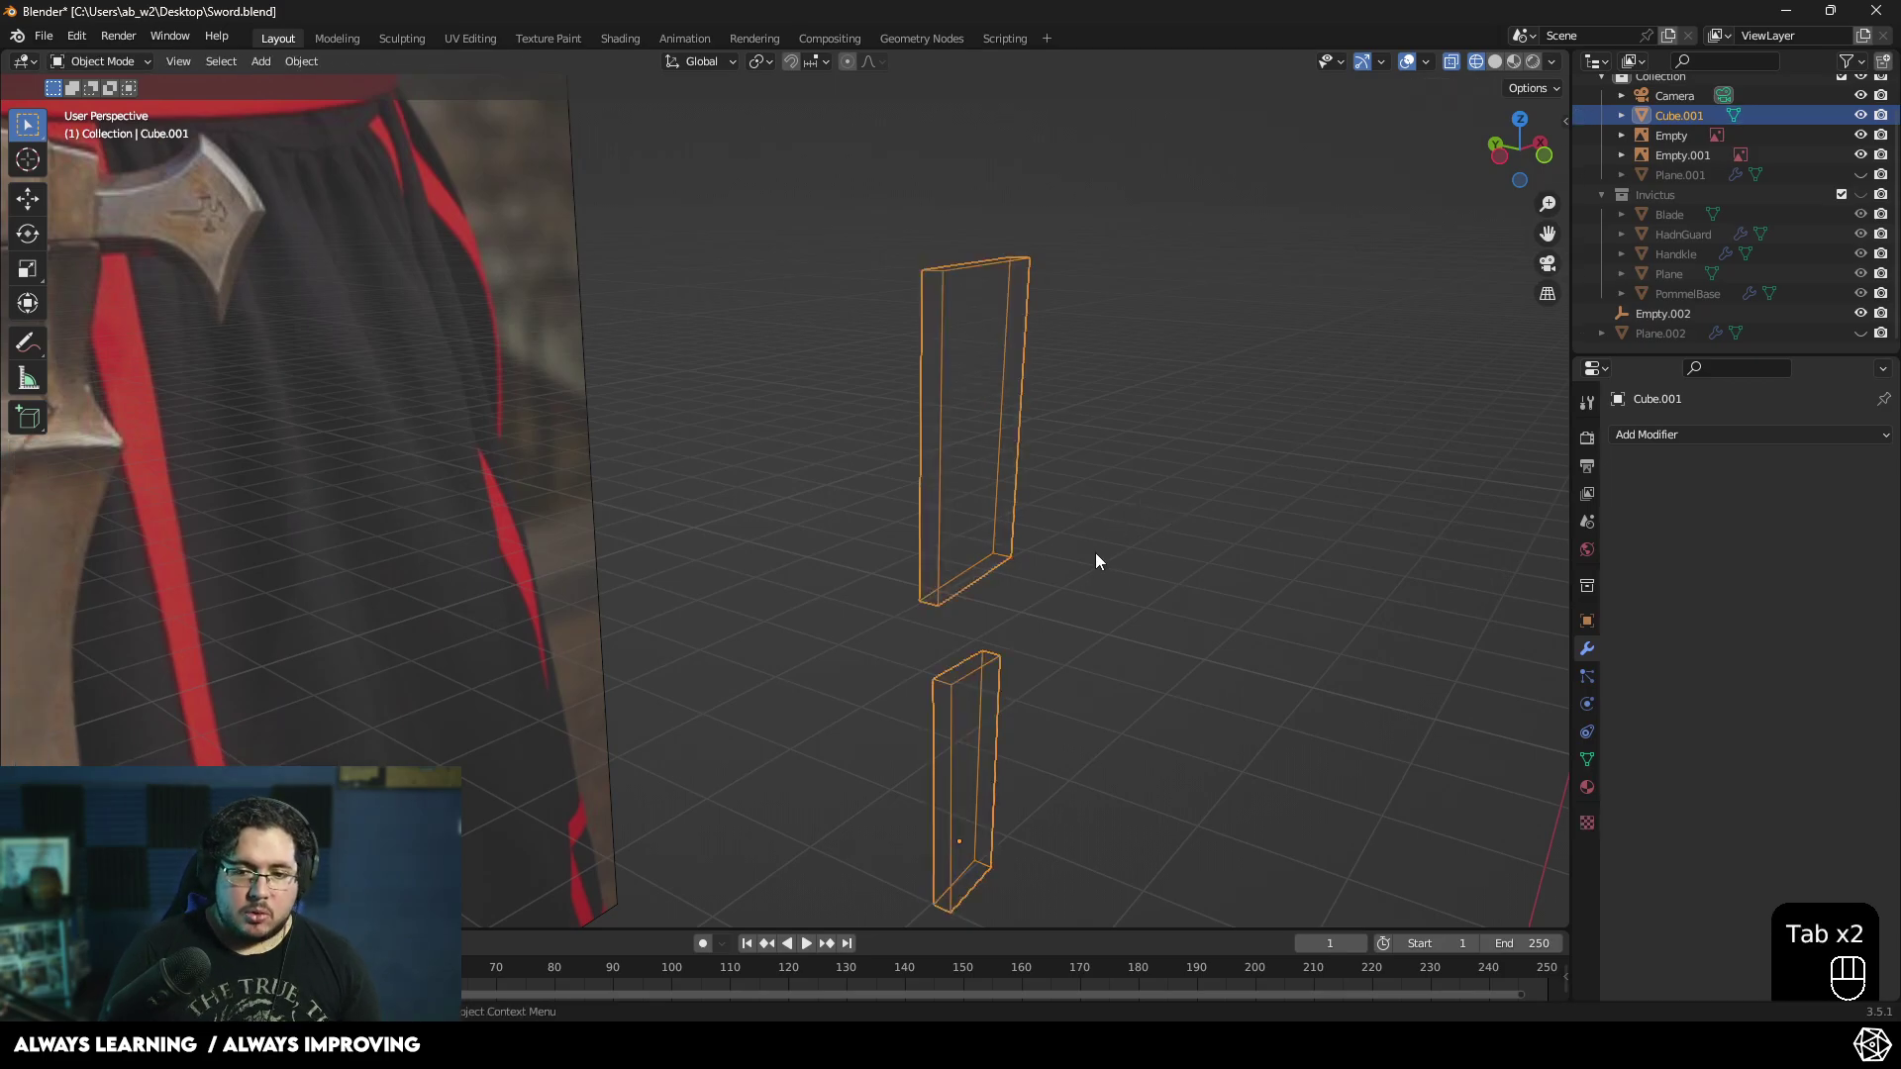
key(z)
click(1167, 563)
drag(1171, 545, 1109, 500)
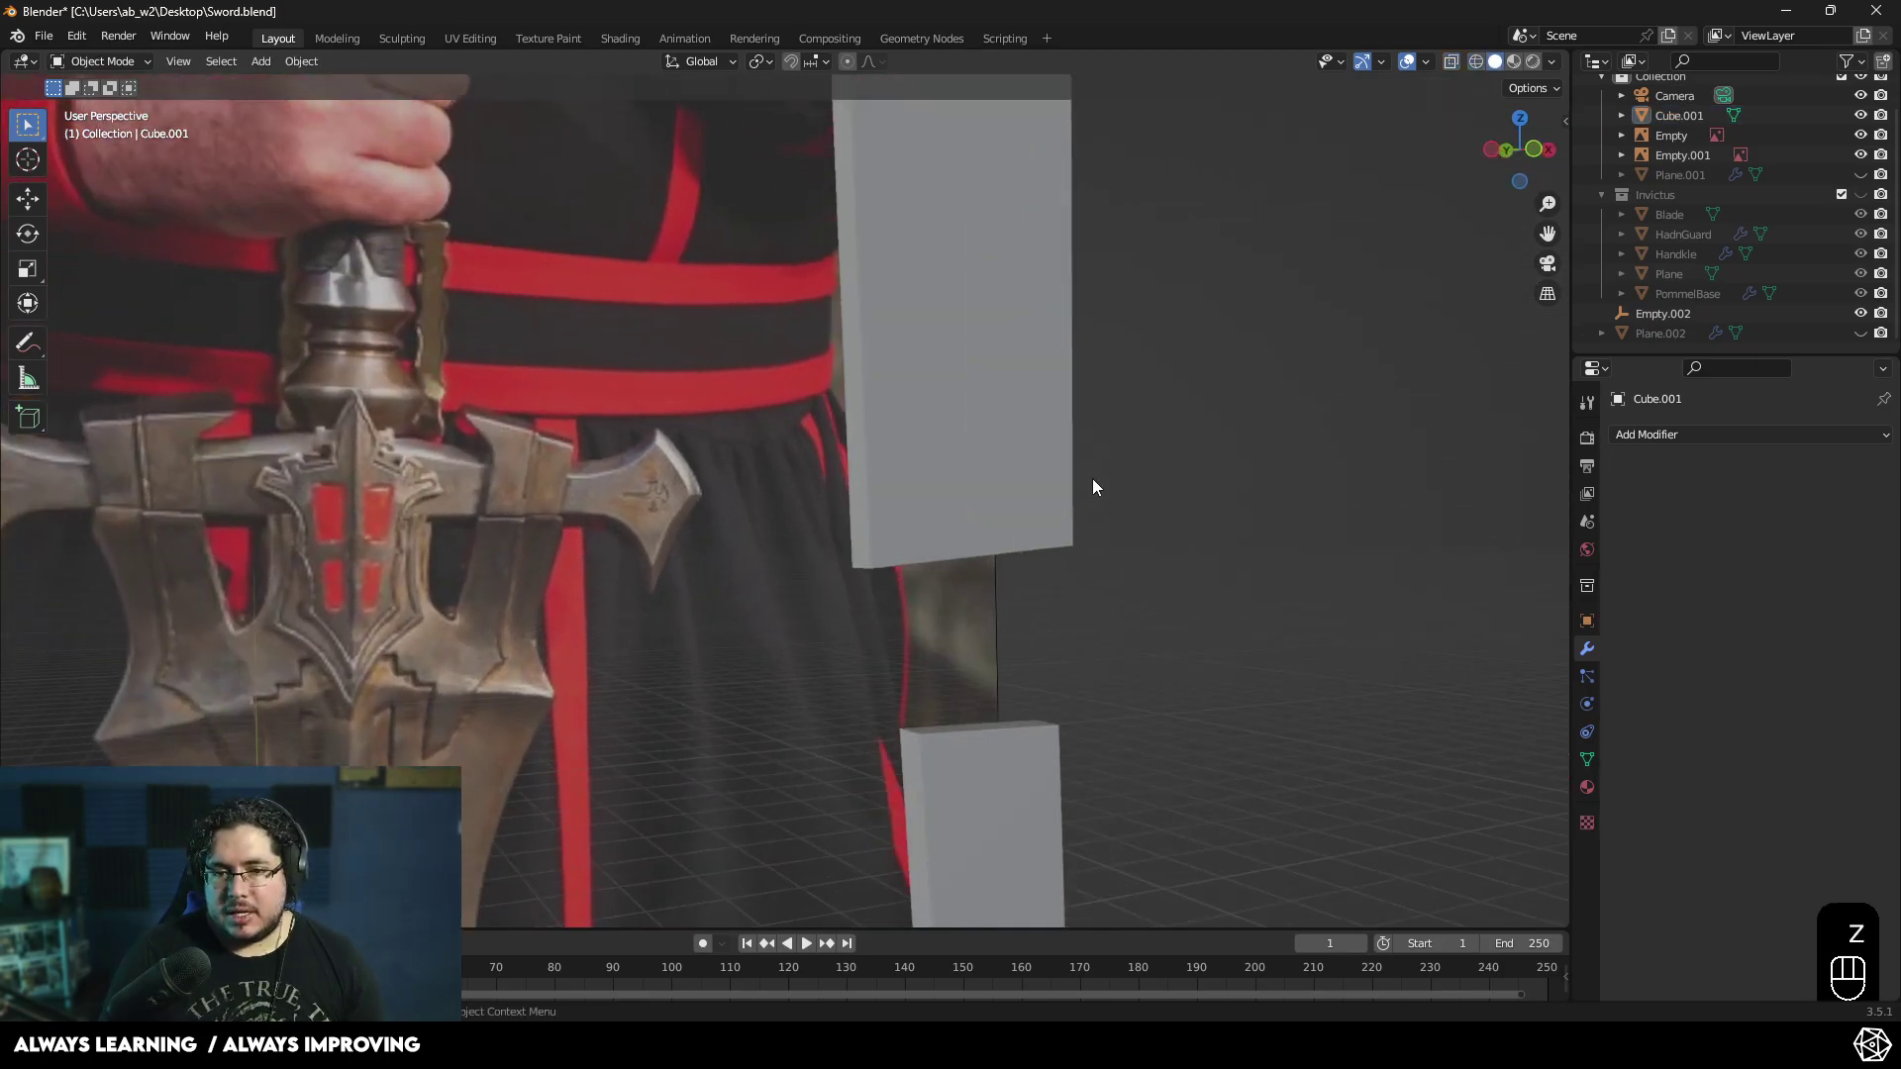
middle_click(1173, 500)
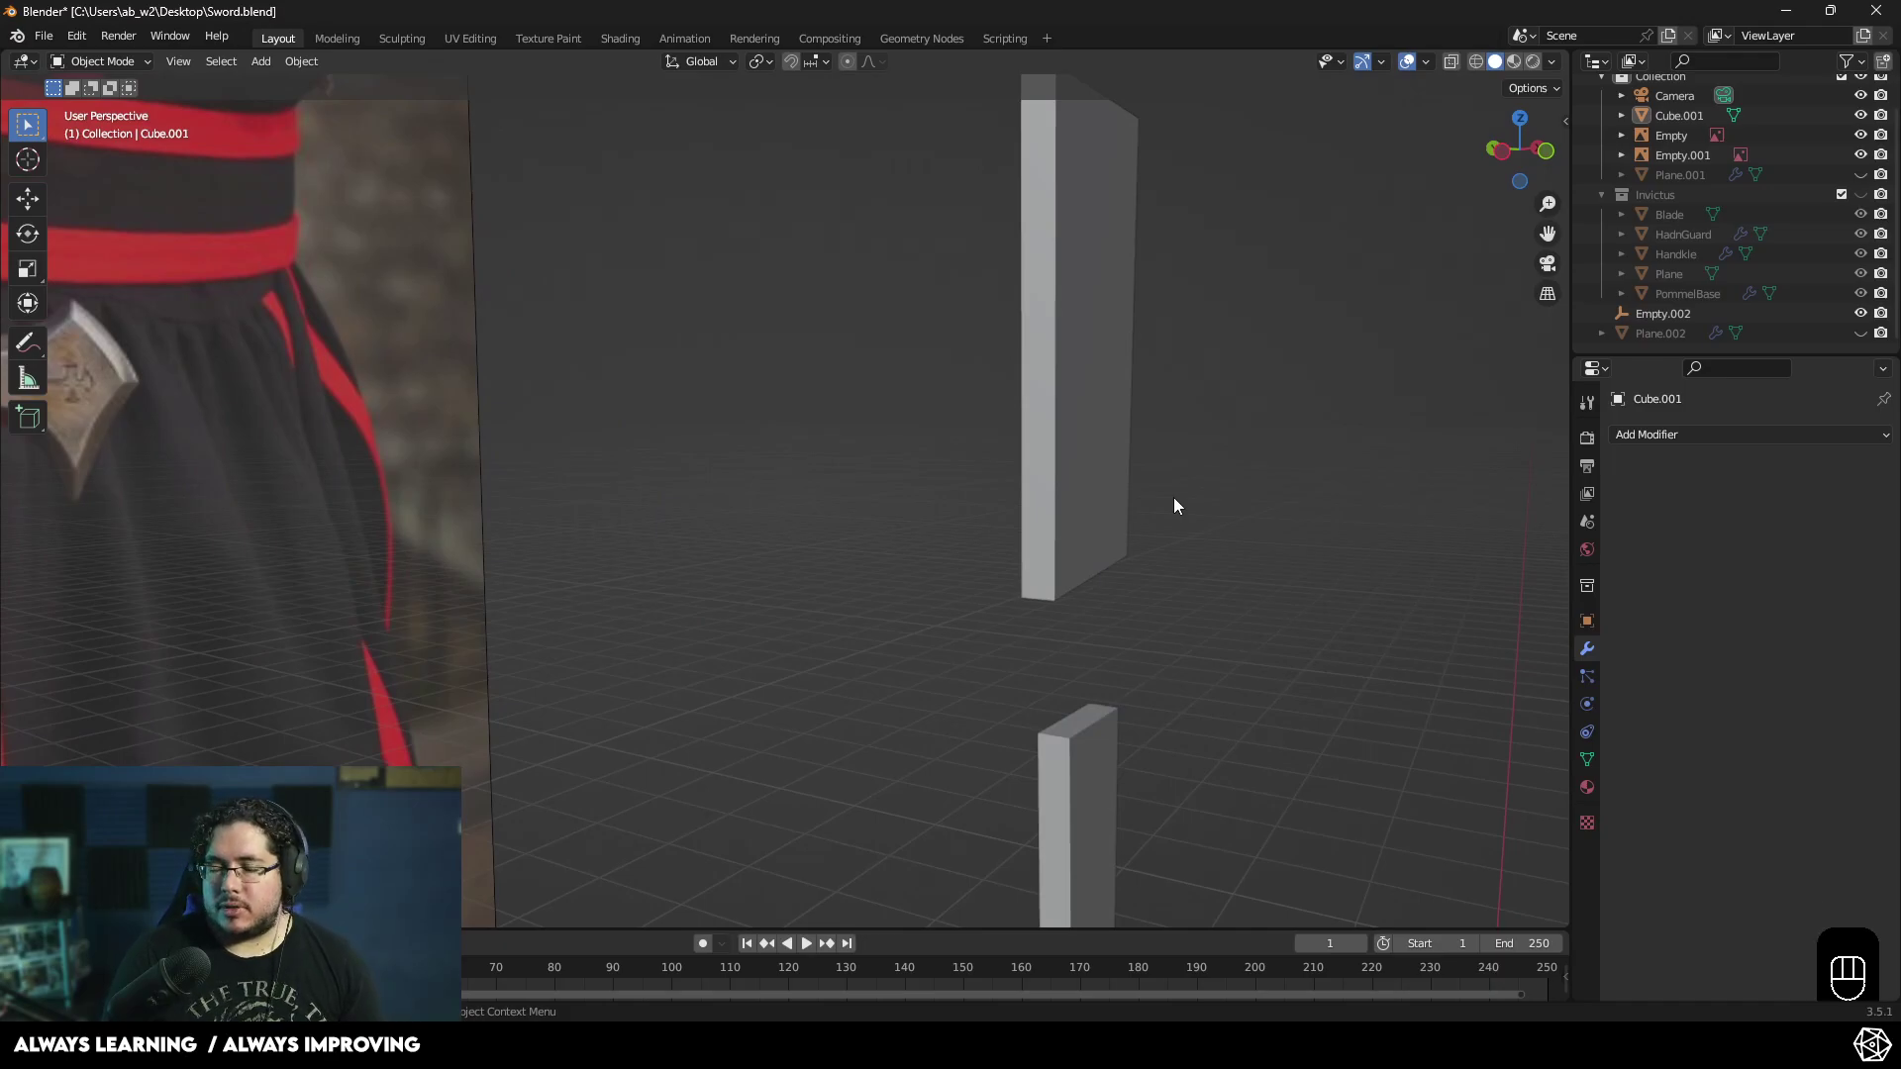
click(1123, 577)
drag(1645, 447, 1541, 521)
middle_click(1210, 535)
middle_click(1272, 537)
- Add a Bevel modifier to the slab, then remove it again
click(1866, 576)
click(1872, 546)
click(1737, 549)
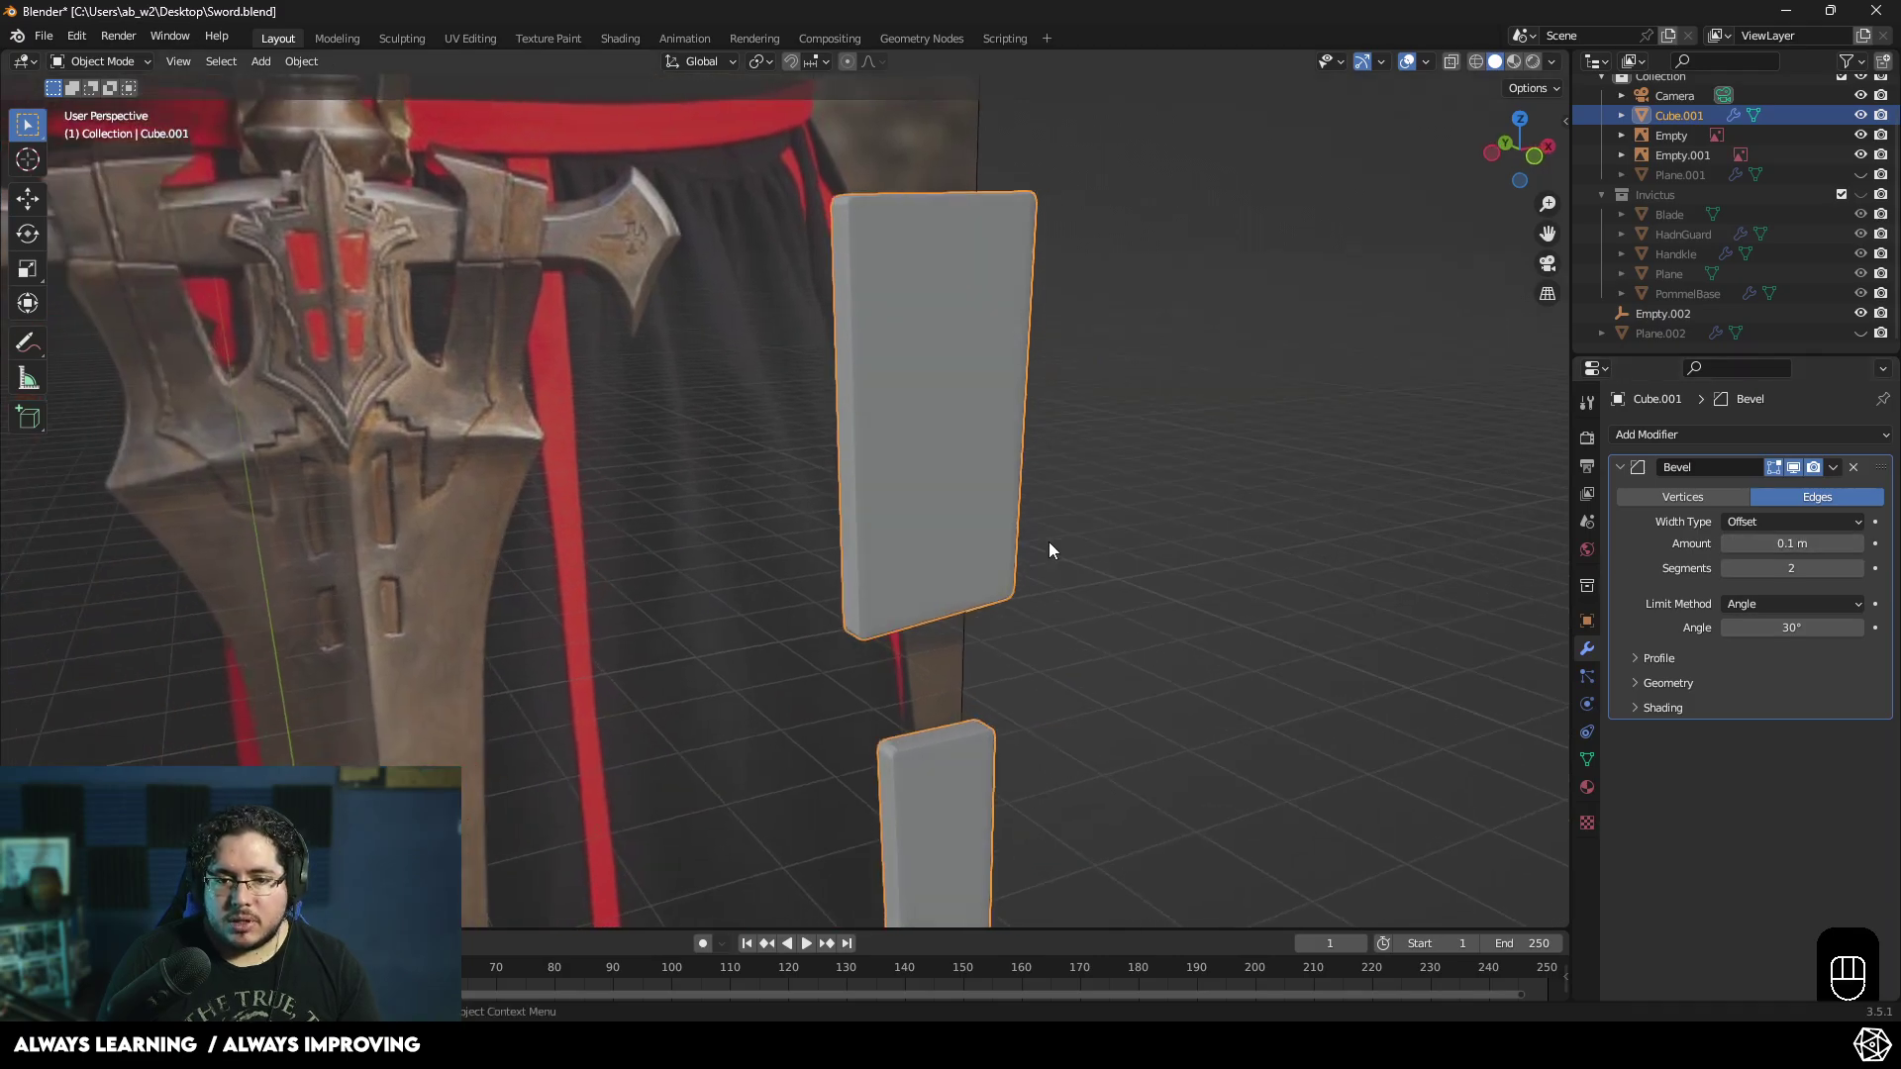
key(Tab)
key(Tab)
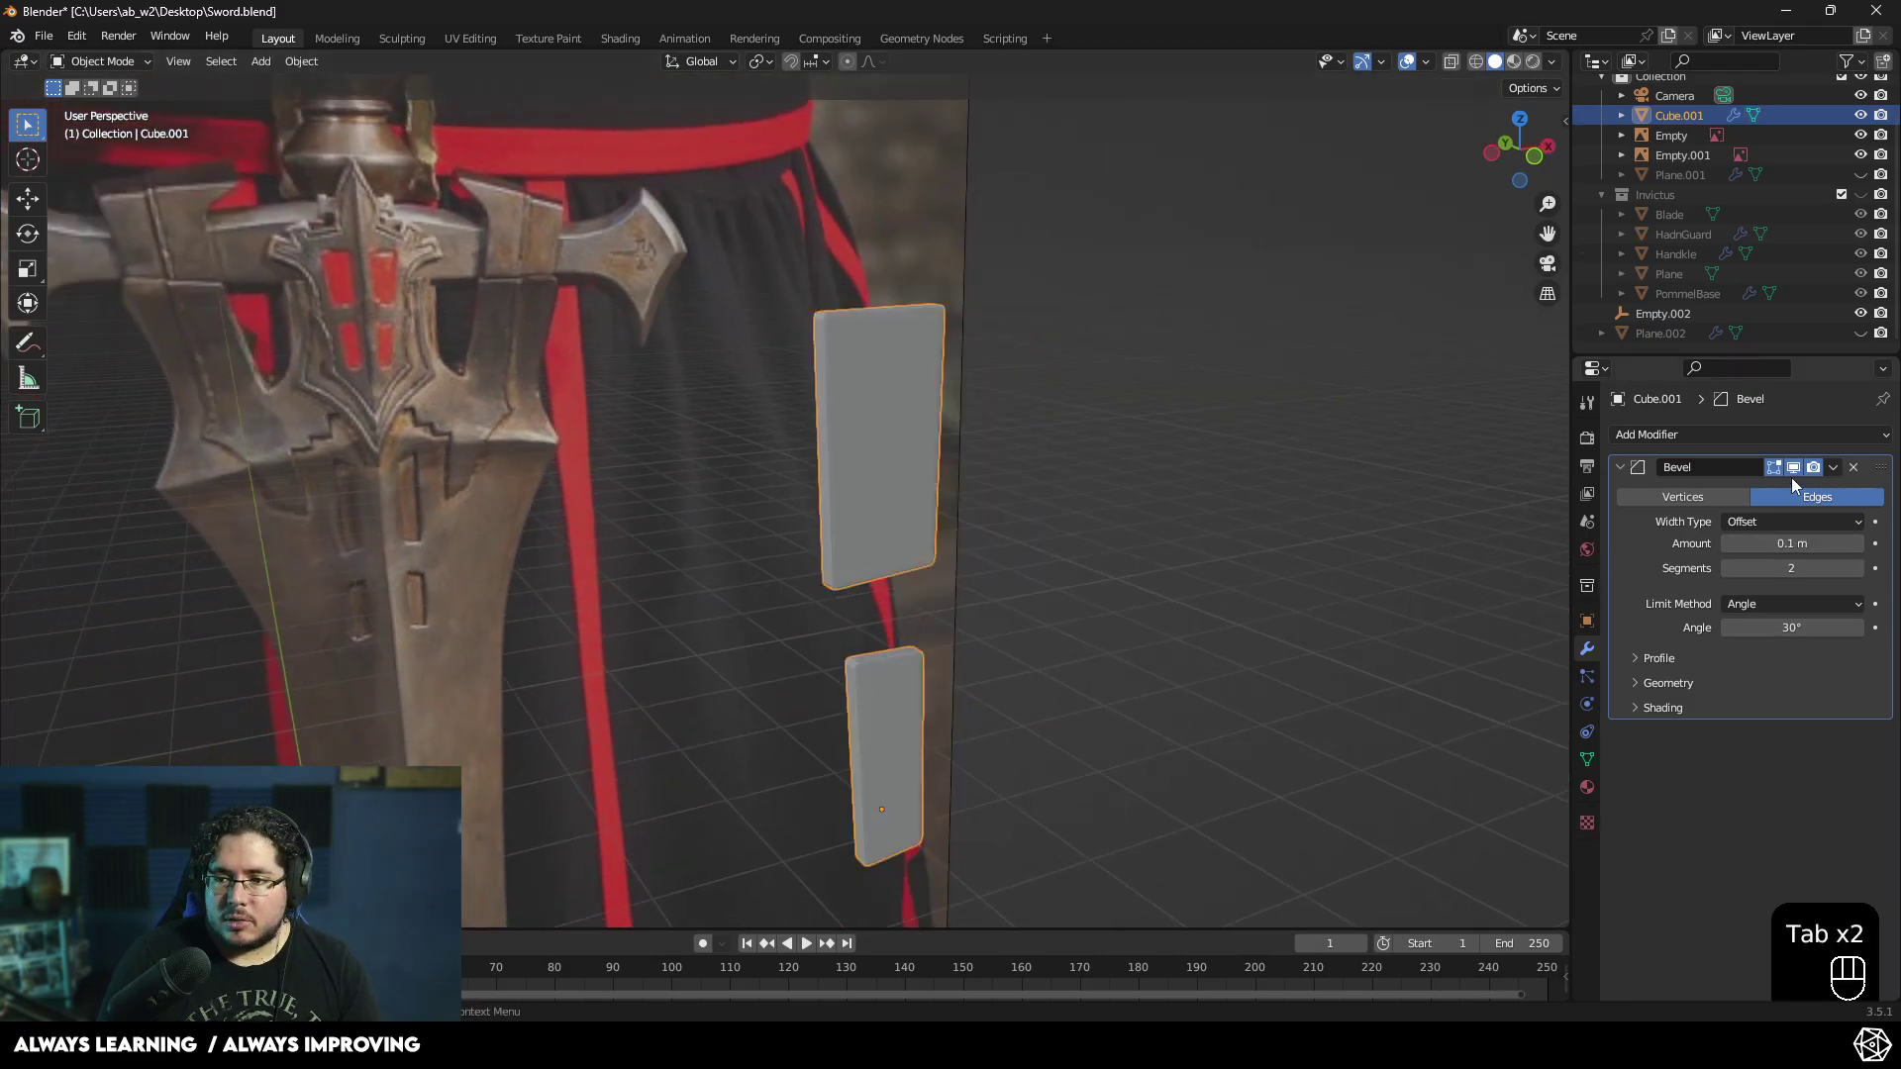
drag(1844, 472, 1747, 501)
click(1207, 566)
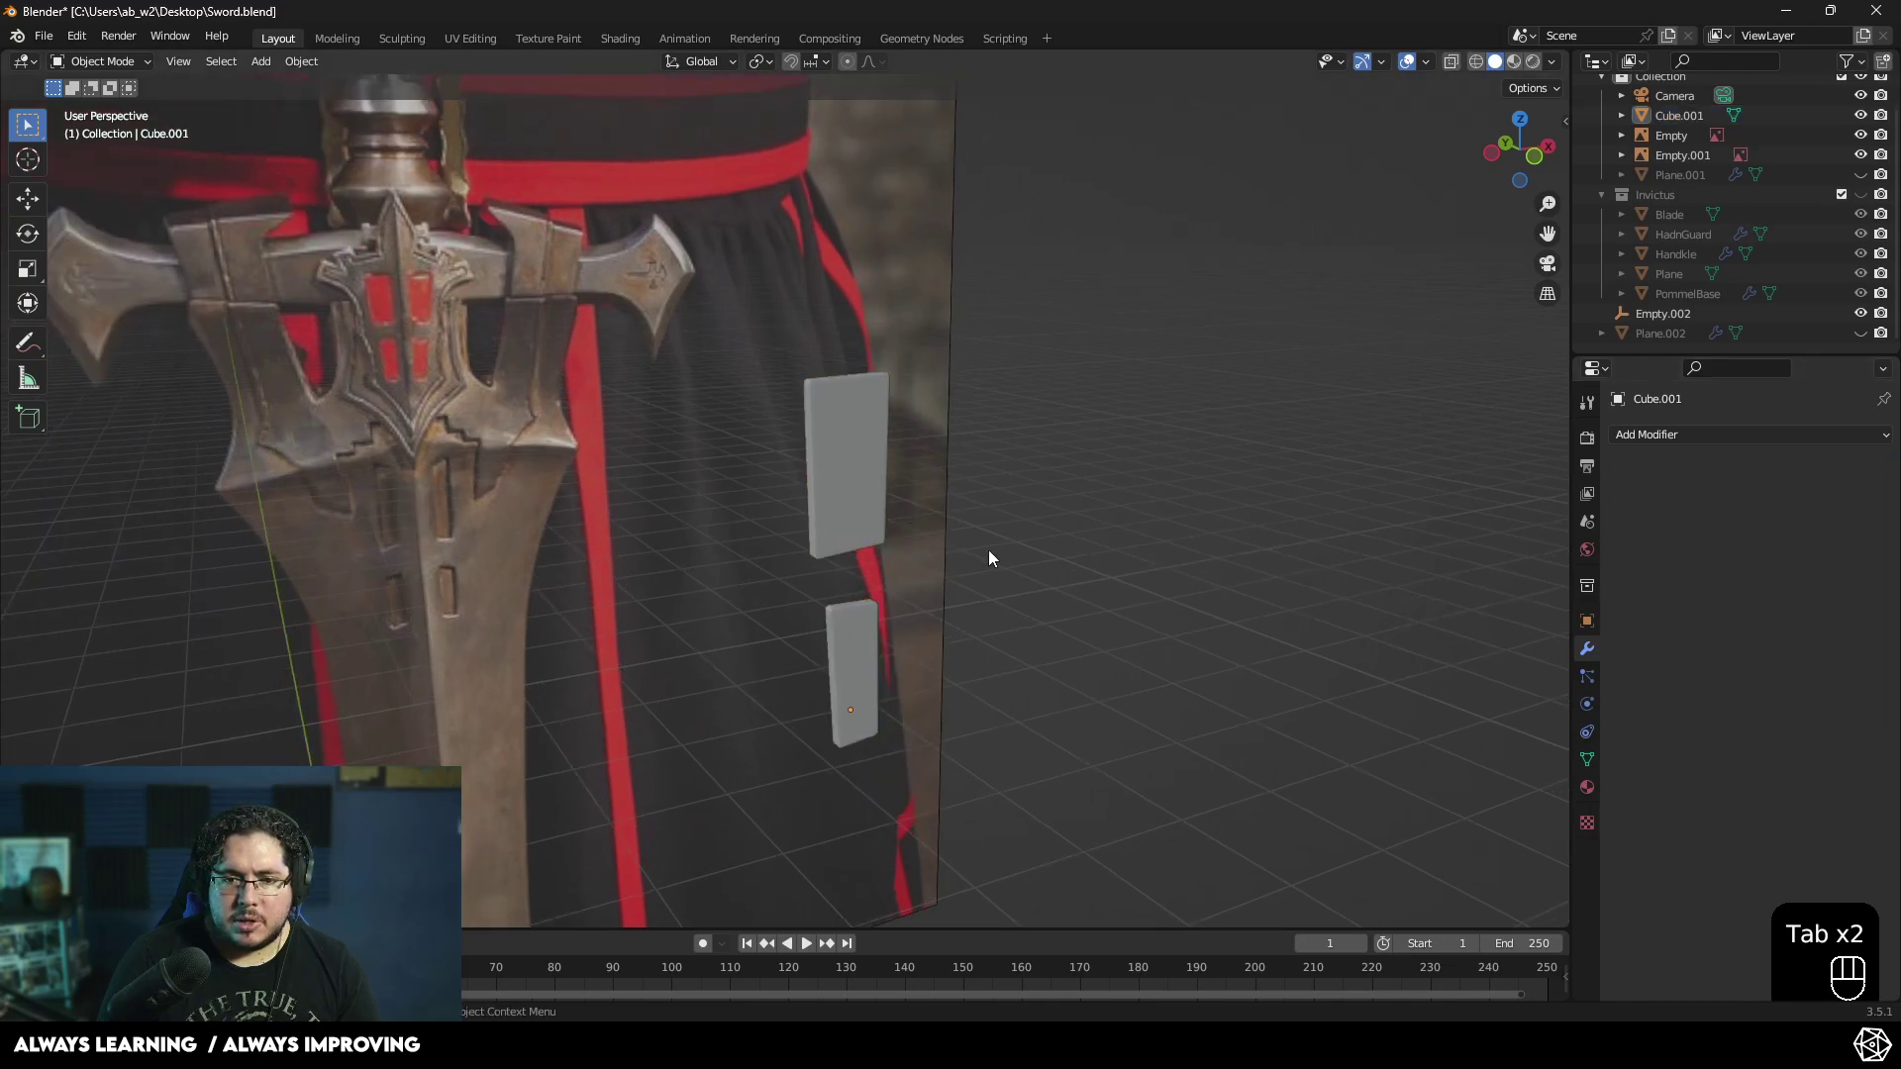
- Toggle the guard pieces' visibility in the Outliner and orbit in on the hand guard
middle_click(1236, 614)
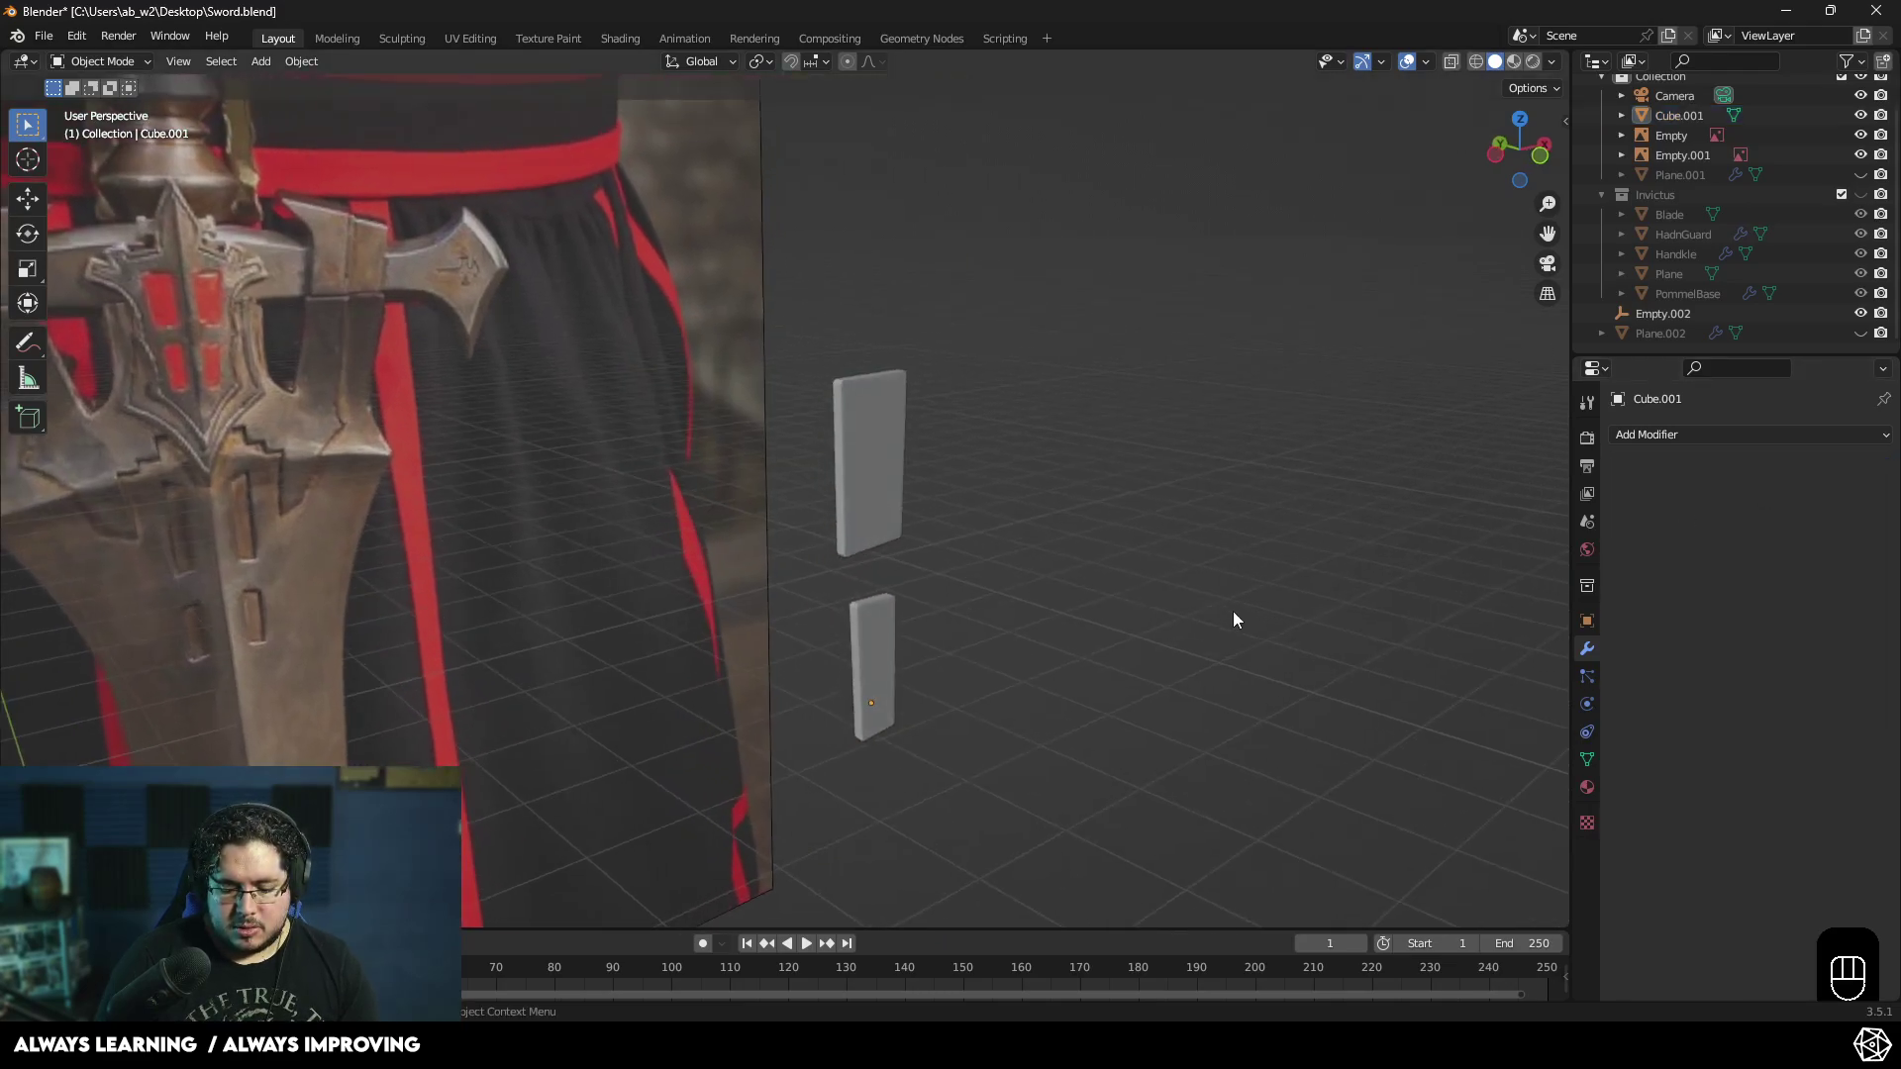
click(1875, 195)
click(1874, 180)
click(1871, 336)
middle_click(1415, 526)
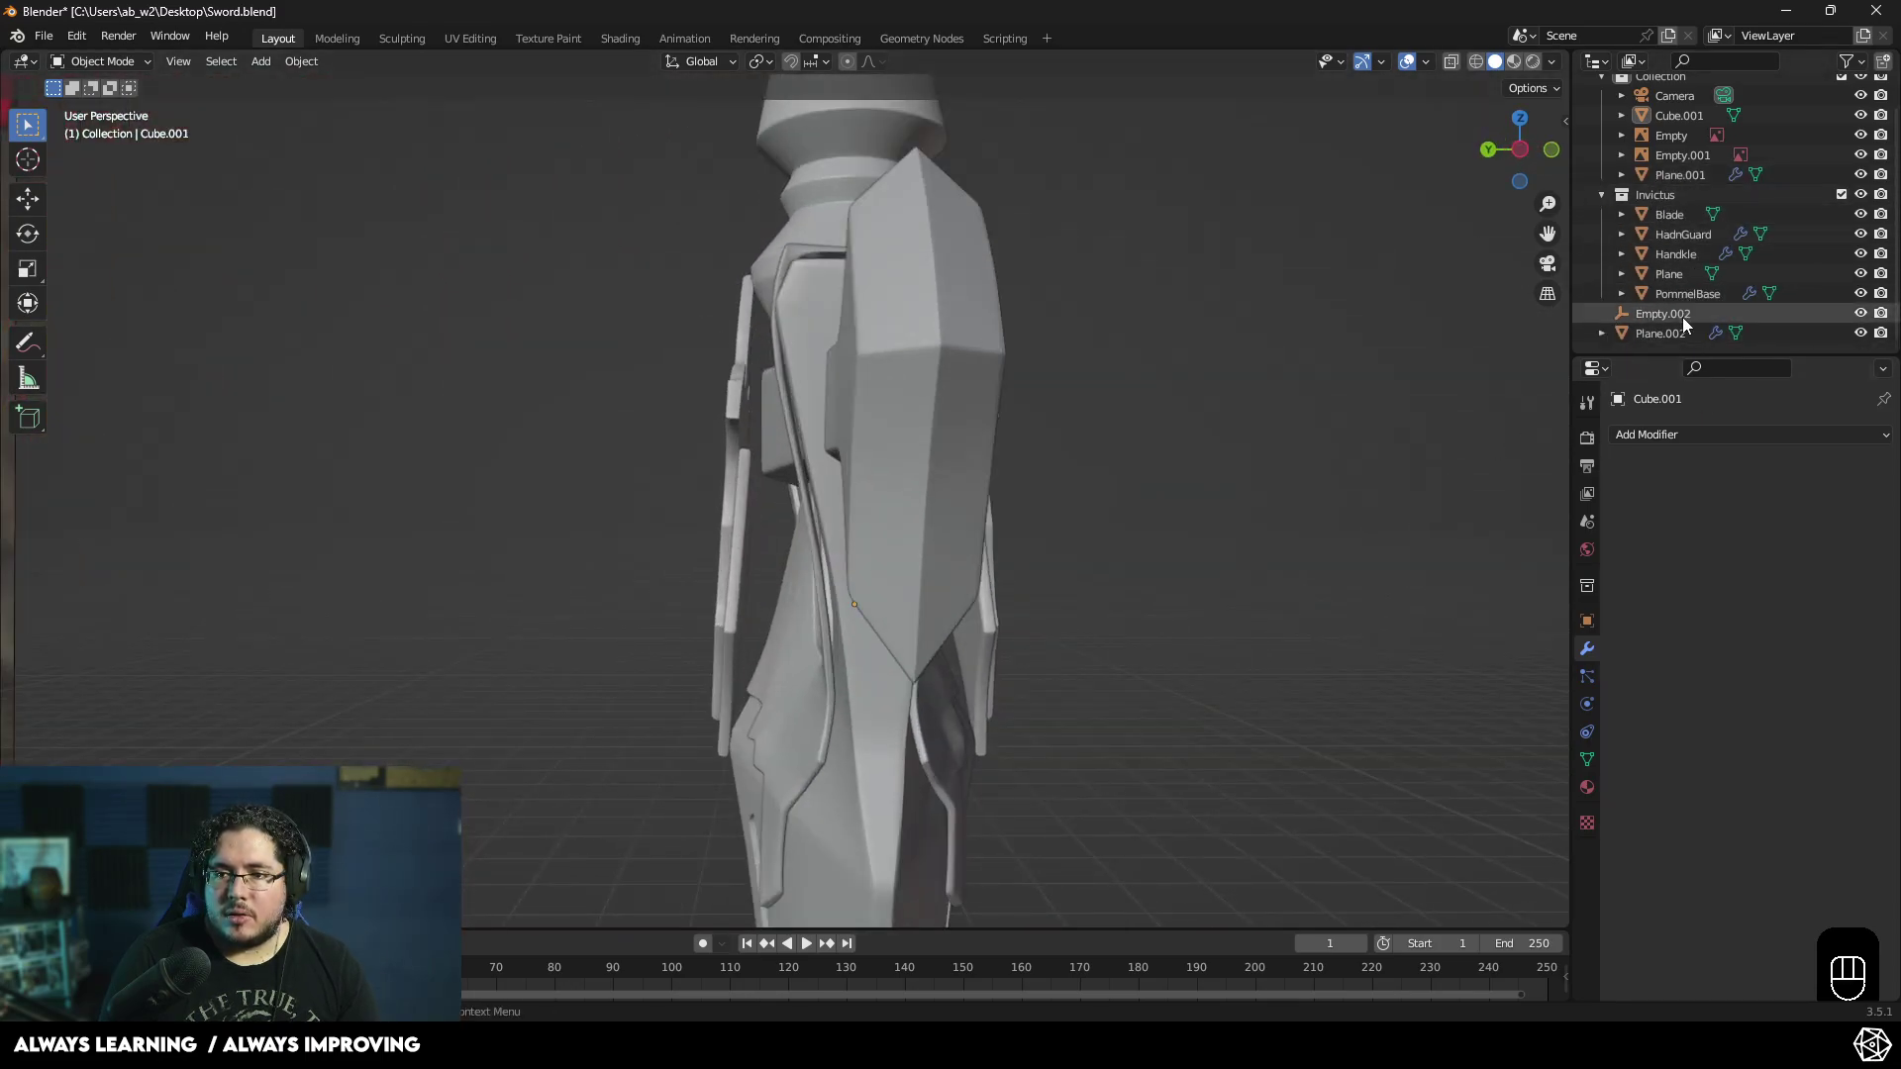
click(1613, 297)
middle_click(1258, 510)
drag(1113, 482, 1065, 472)
drag(1132, 388, 1139, 421)
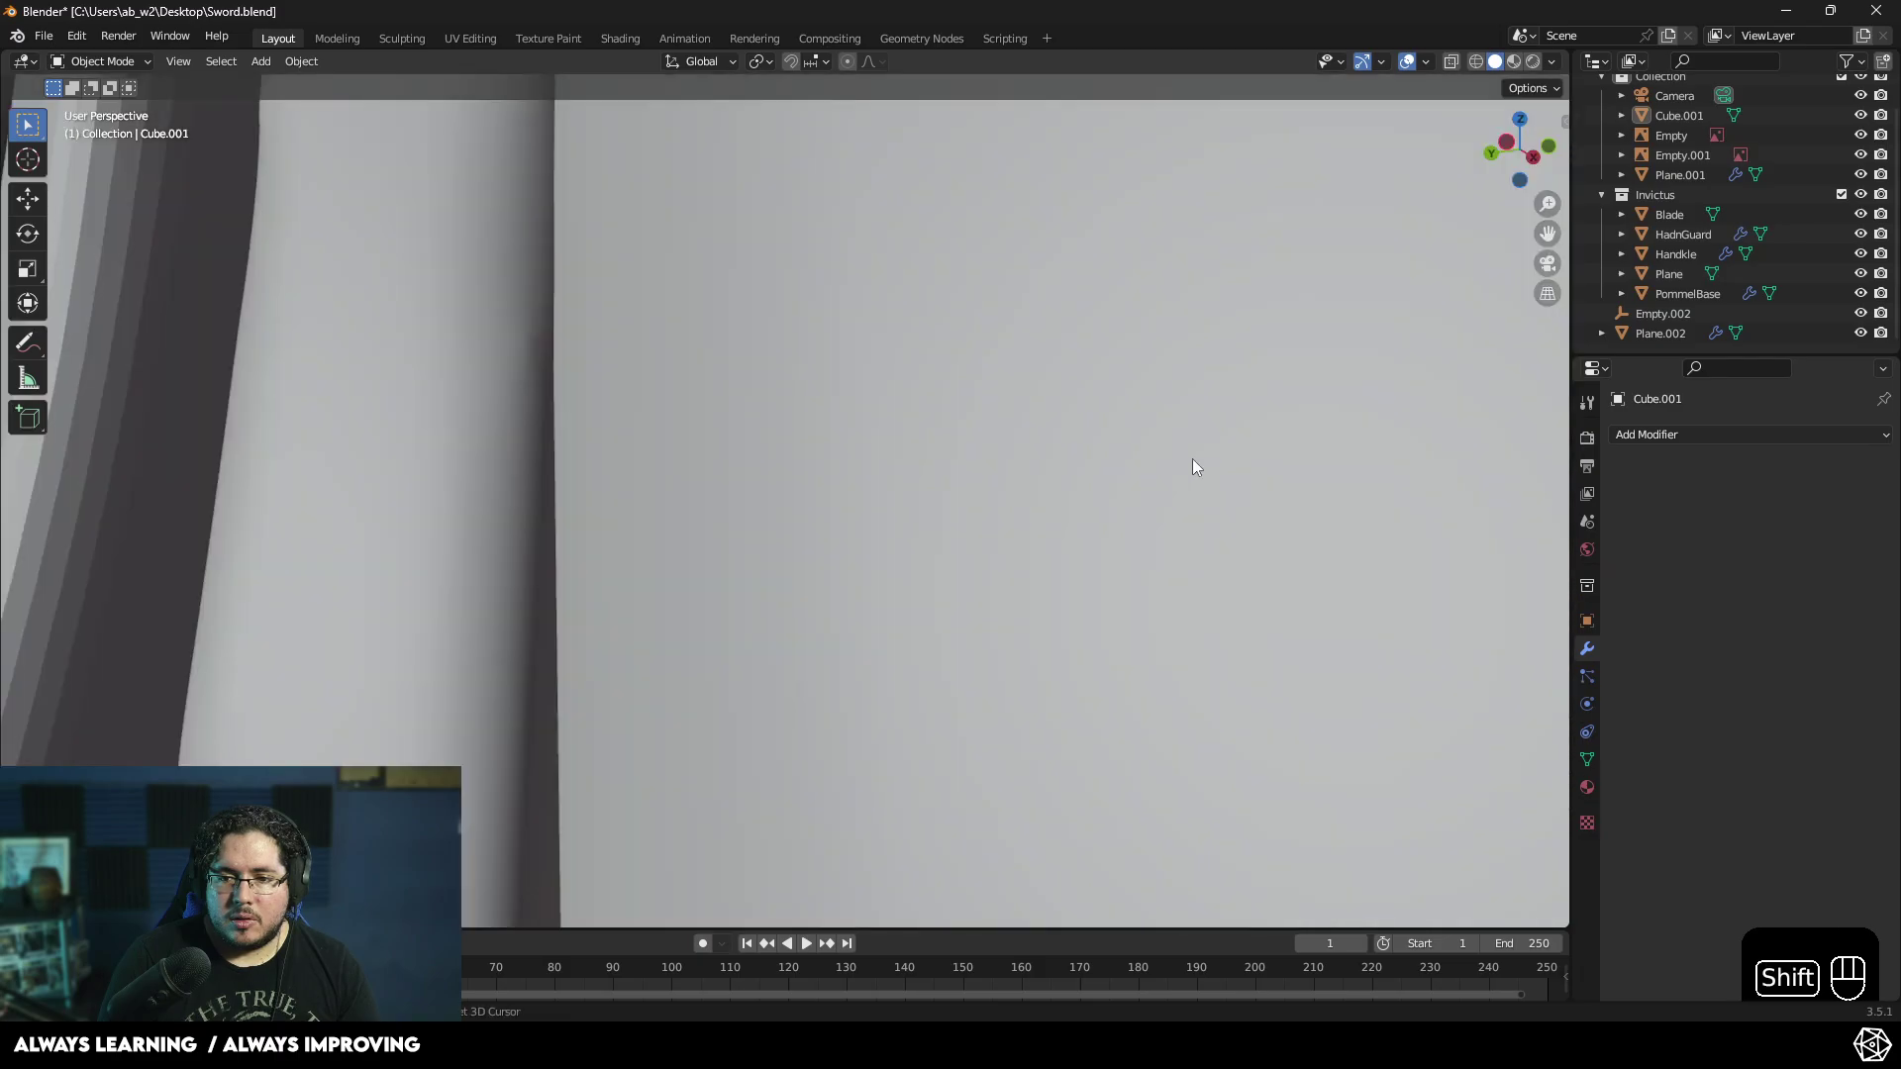
drag(1038, 486, 922, 512)
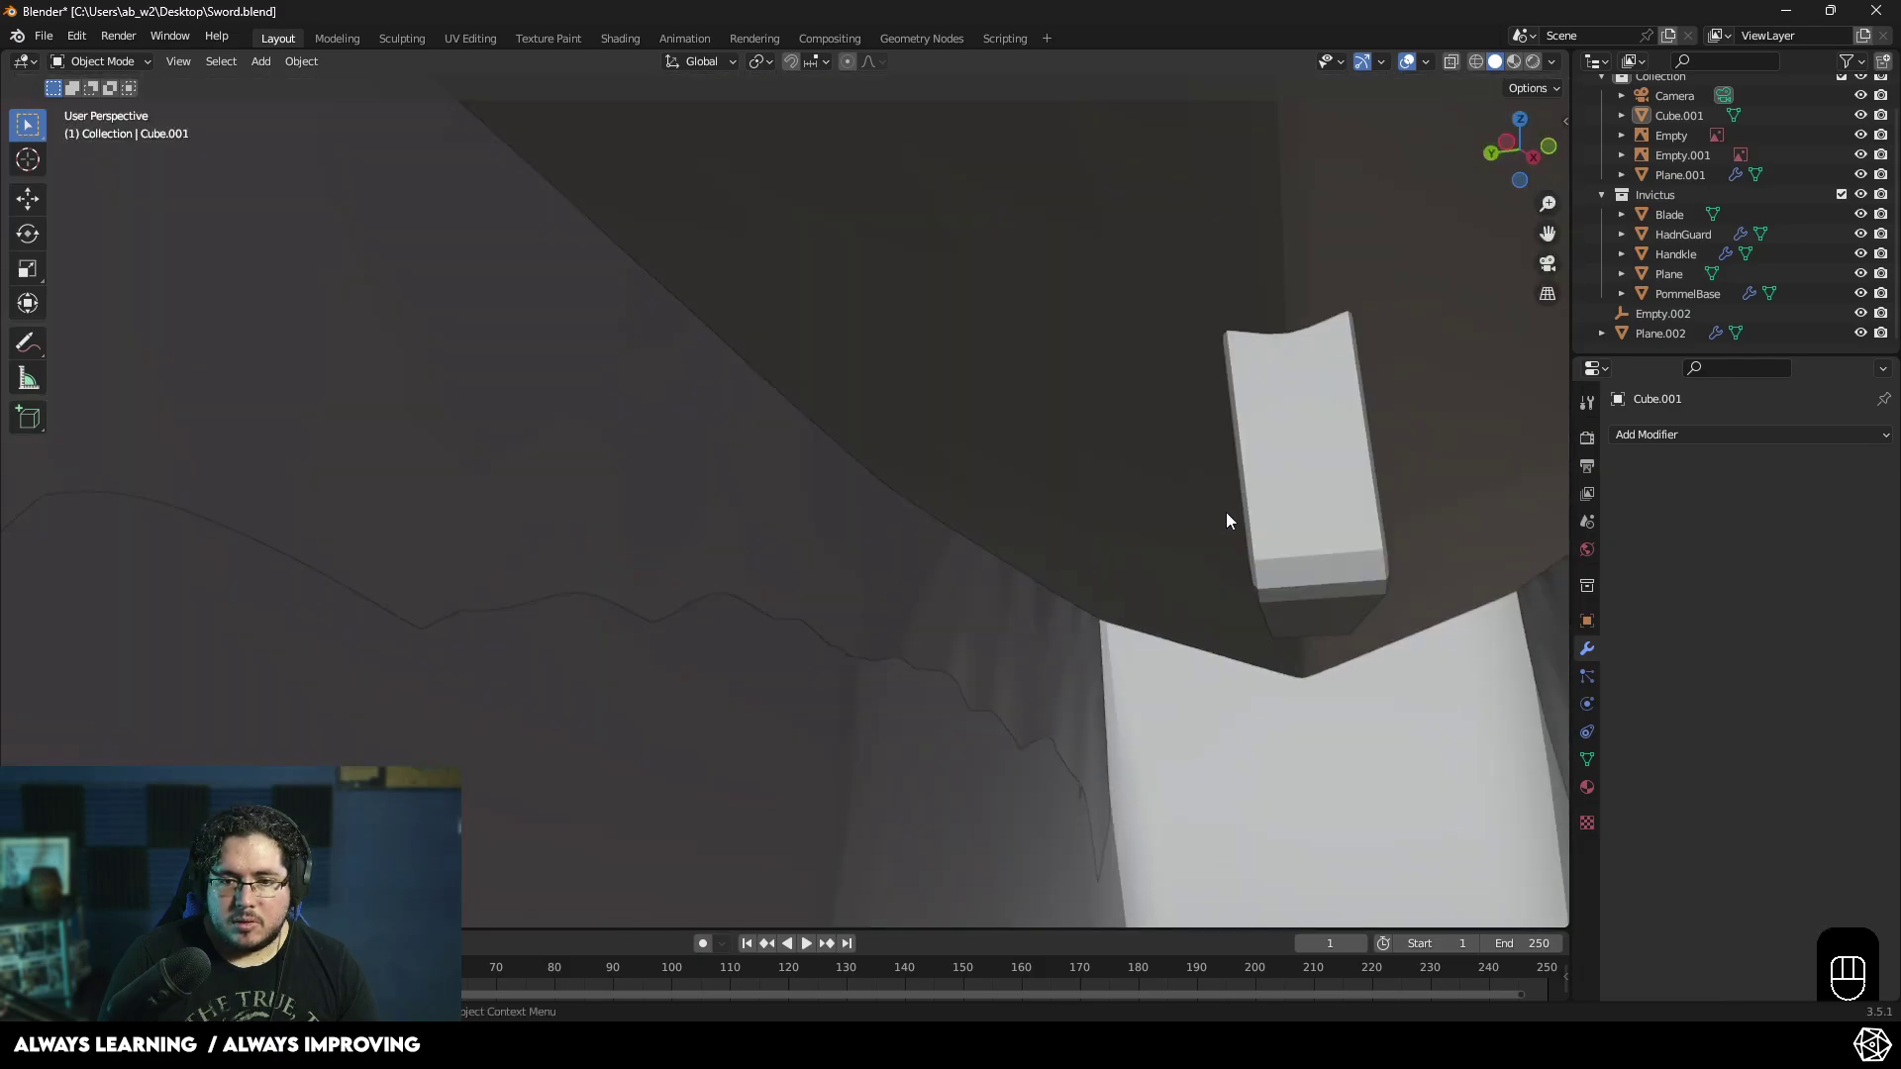
drag(1176, 564, 1149, 588)
middle_click(1151, 620)
- Push the slabs in depth along Y and check them from the side view
key(g)
key(y)
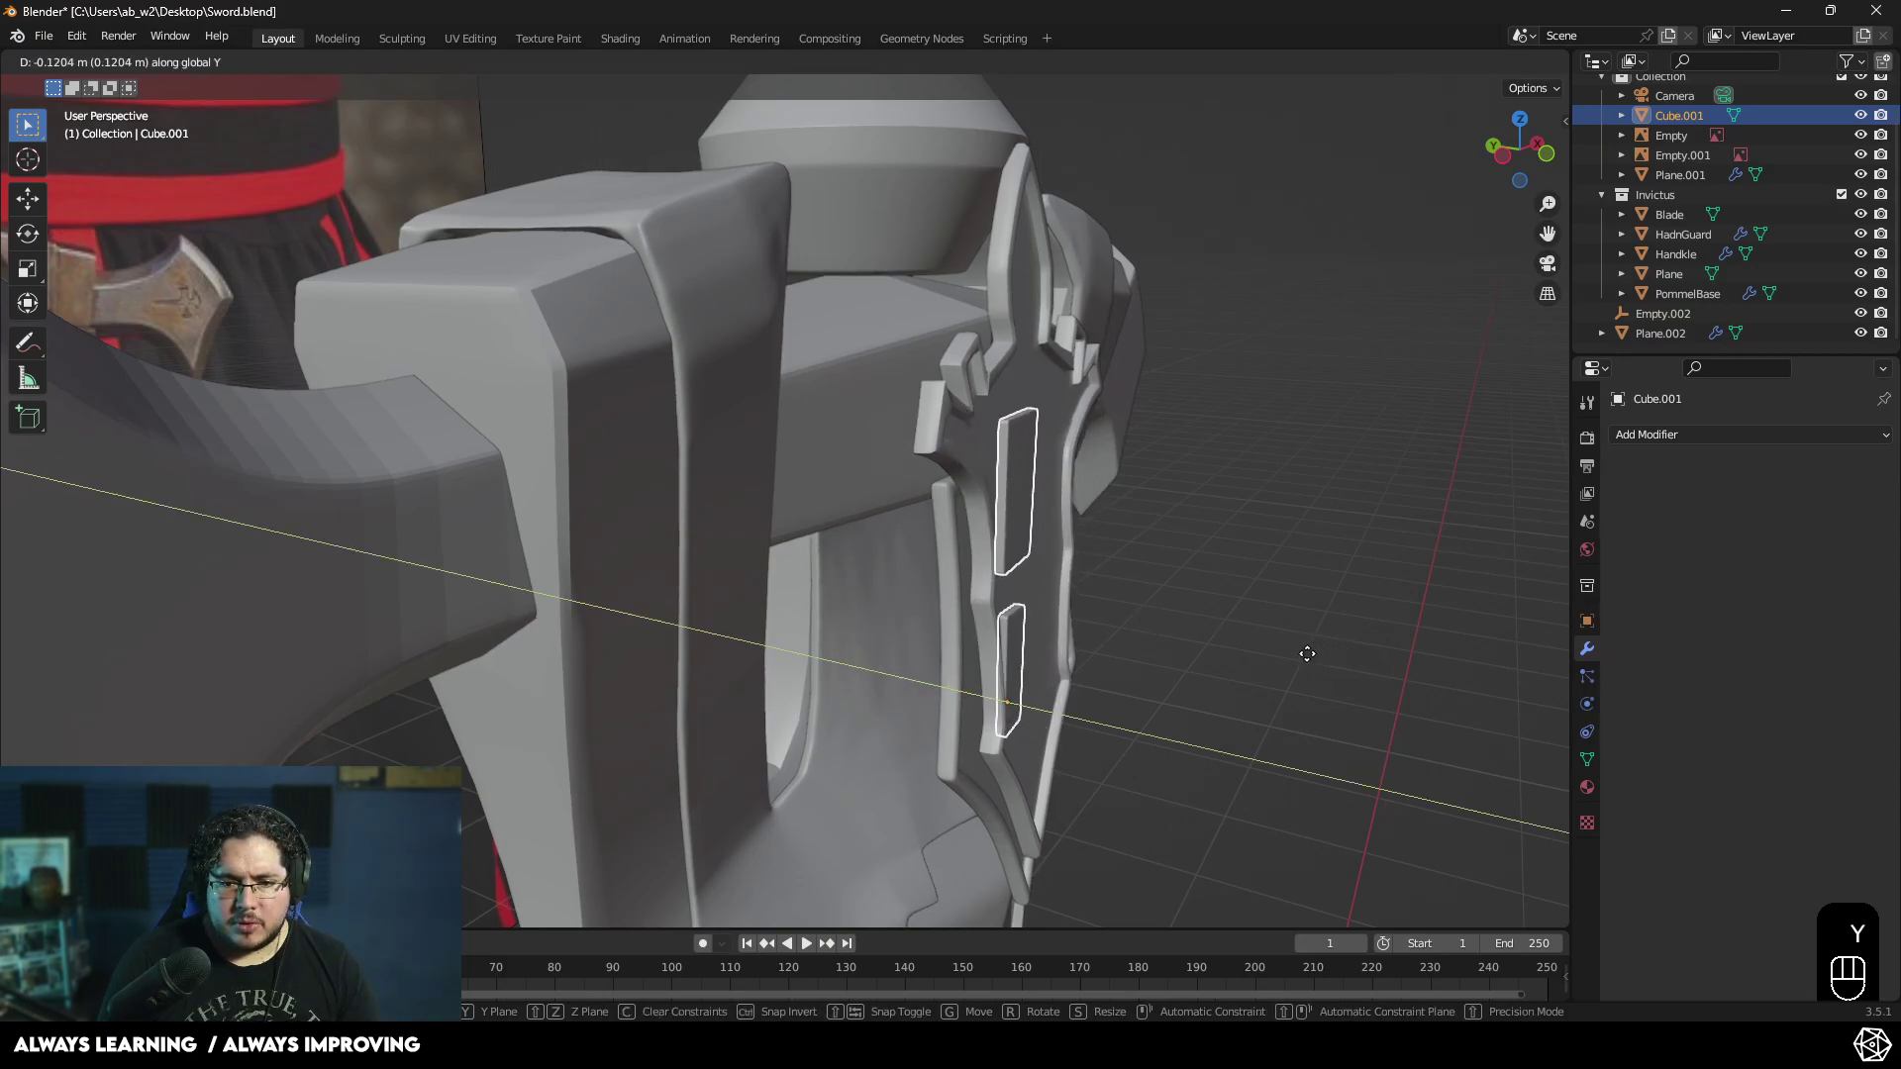
click(1317, 659)
middle_click(1216, 631)
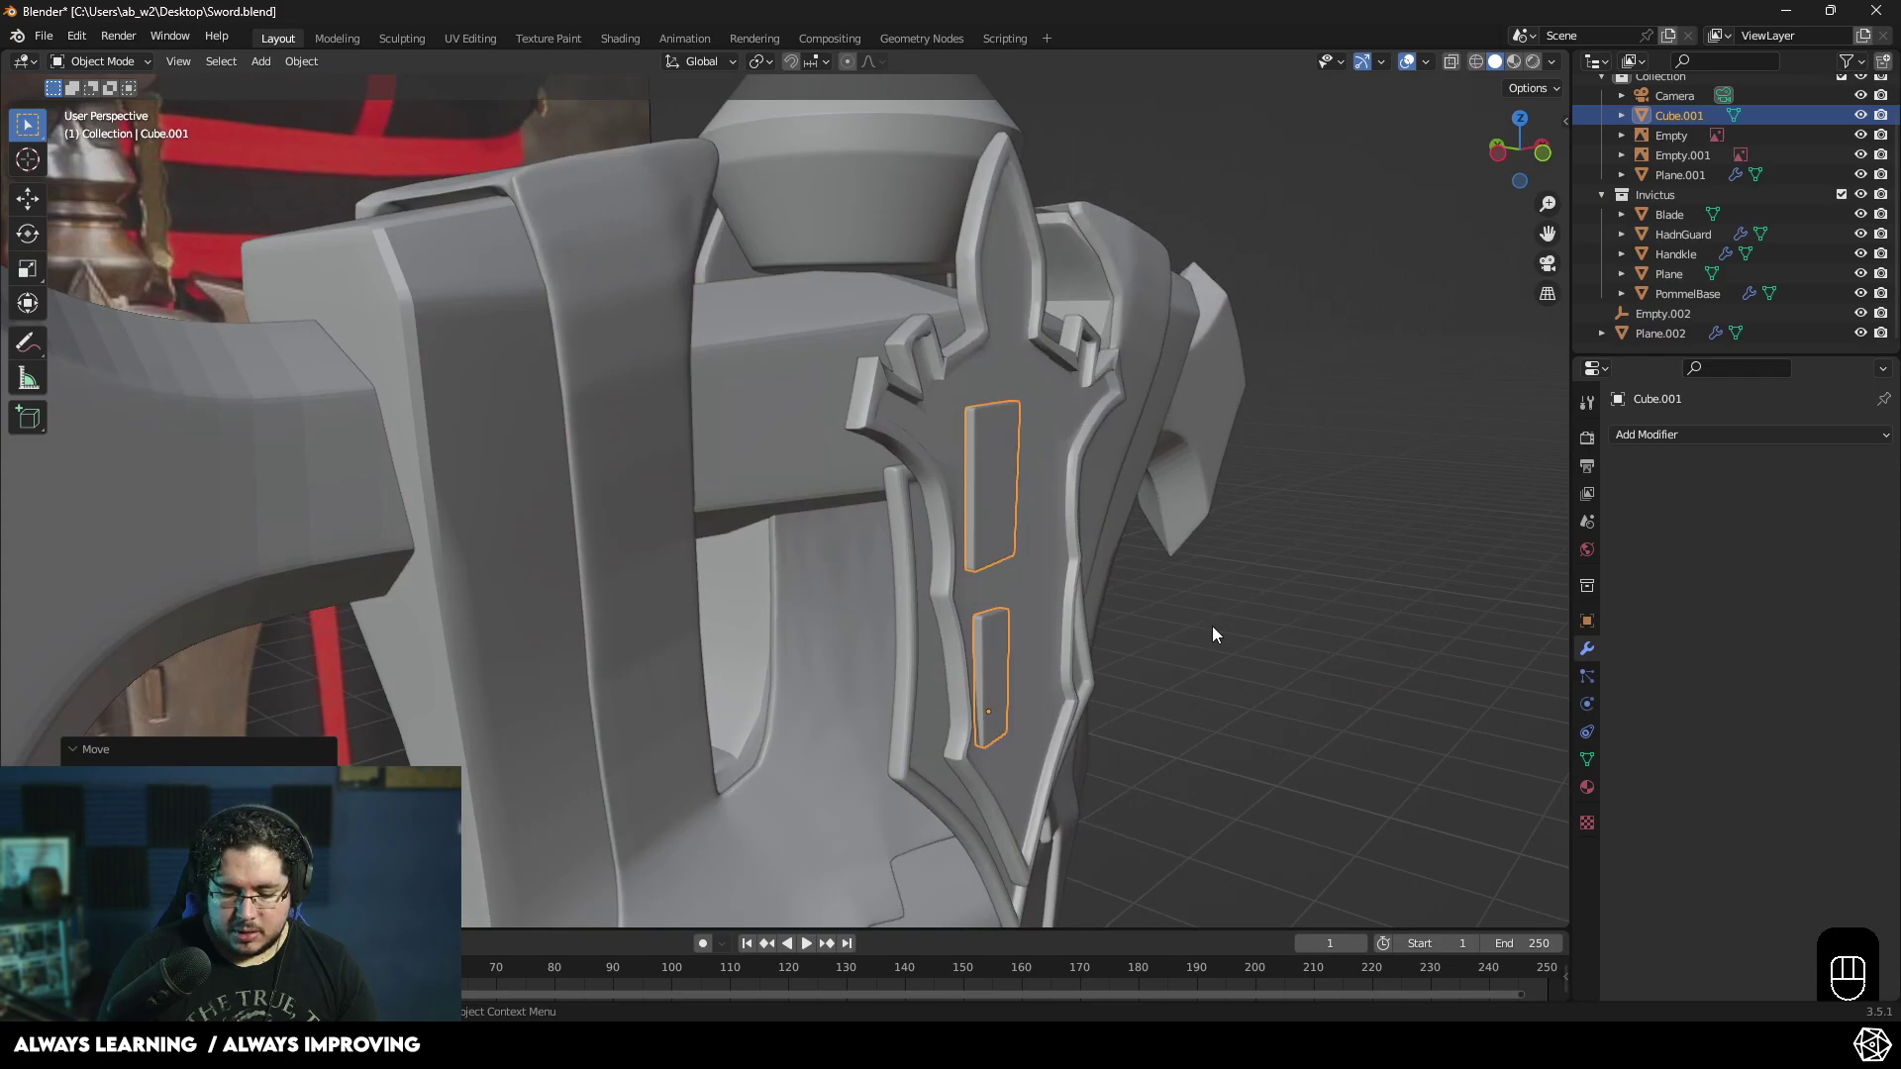
key(r)
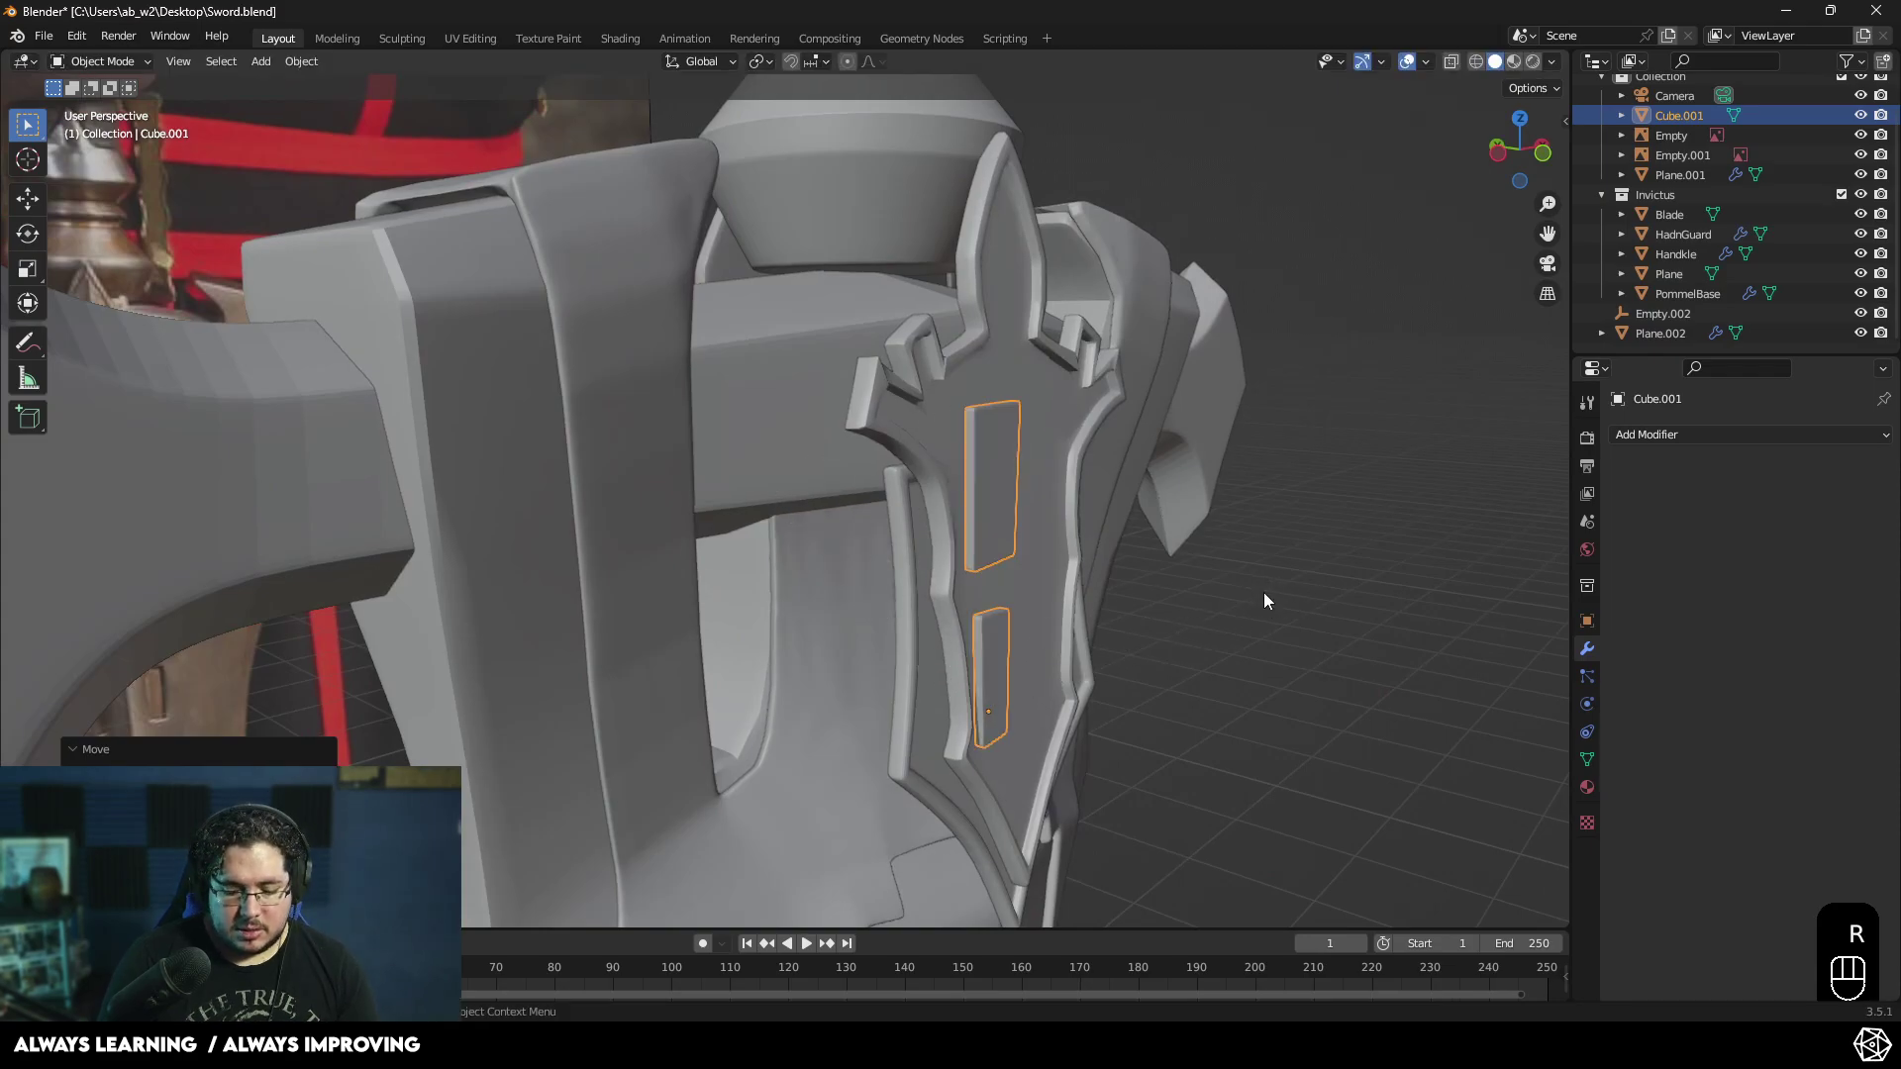
key(KP_3)
middle_click(885, 612)
- Adjust the slabs and push them along Y again so they sit inside the emblem windows
key(r)
click(711, 484)
key(g)
click(702, 484)
drag(717, 507, 1073, 608)
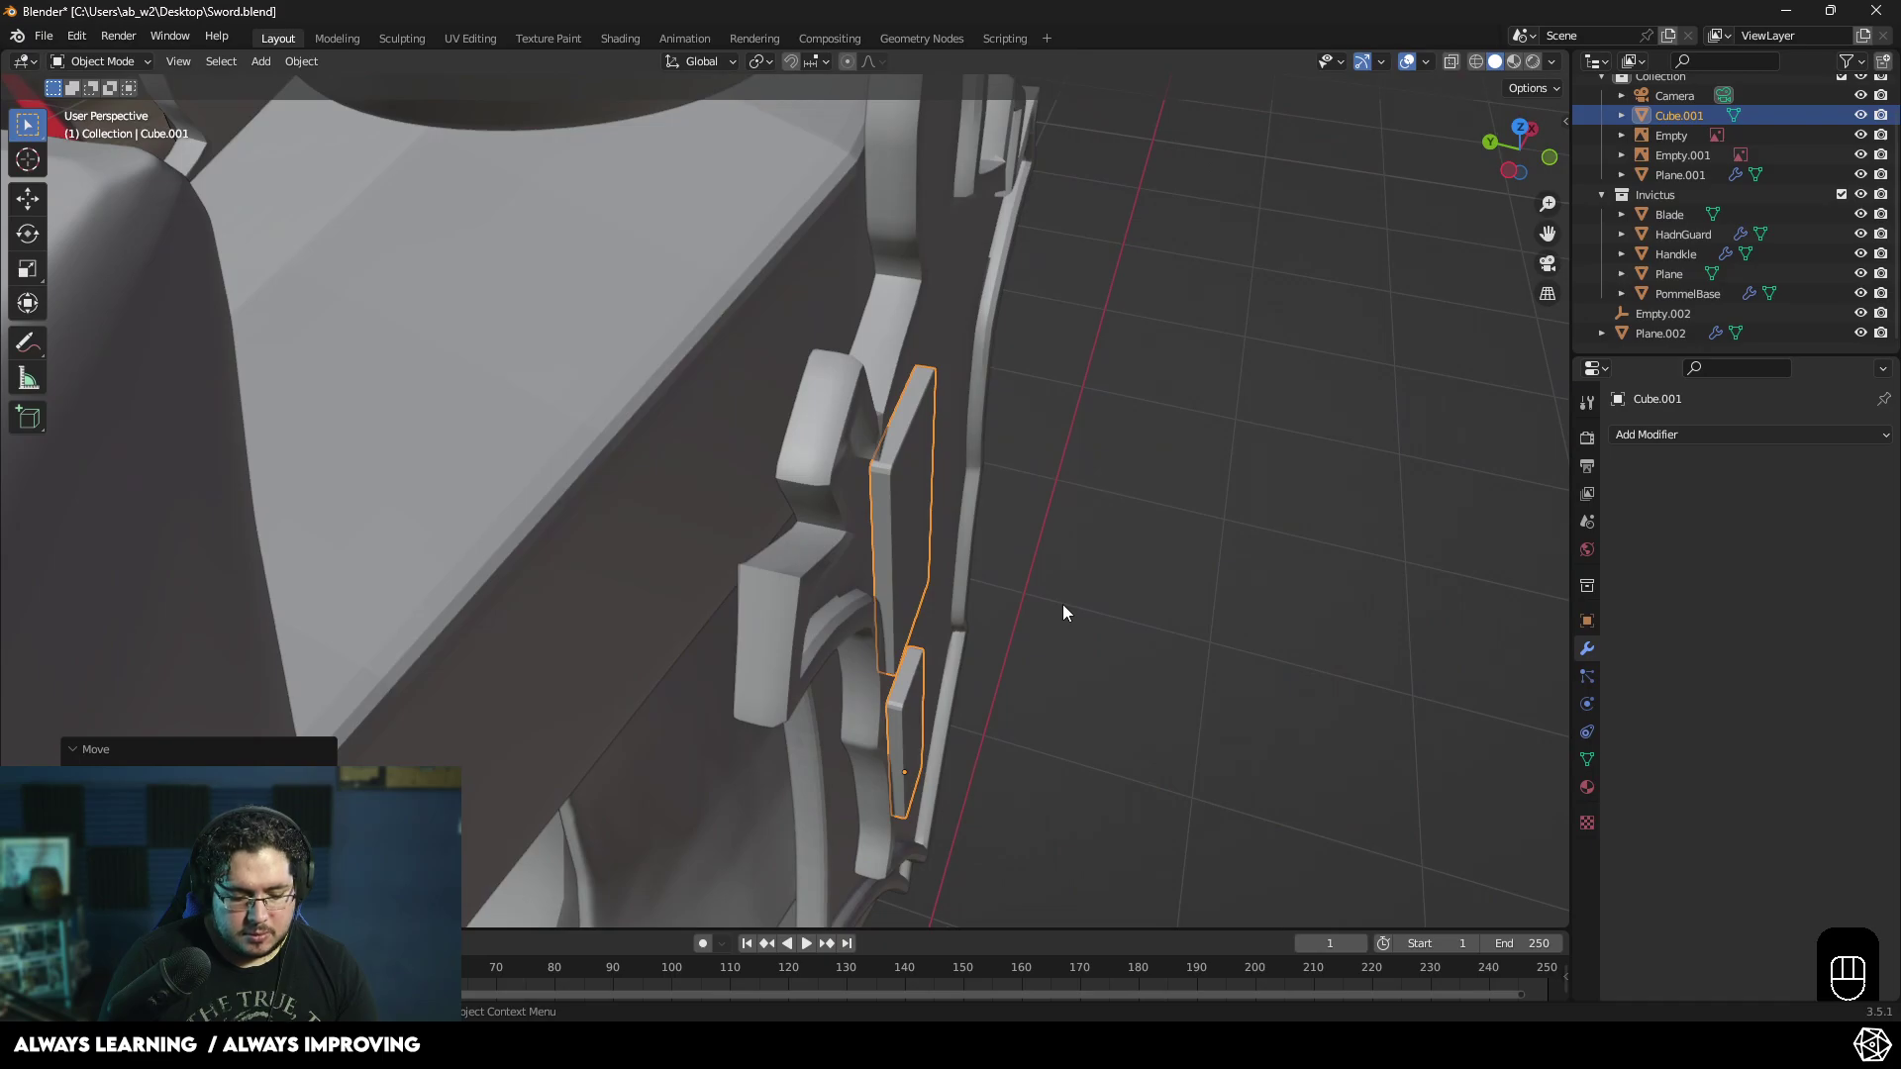
key(g)
key(y)
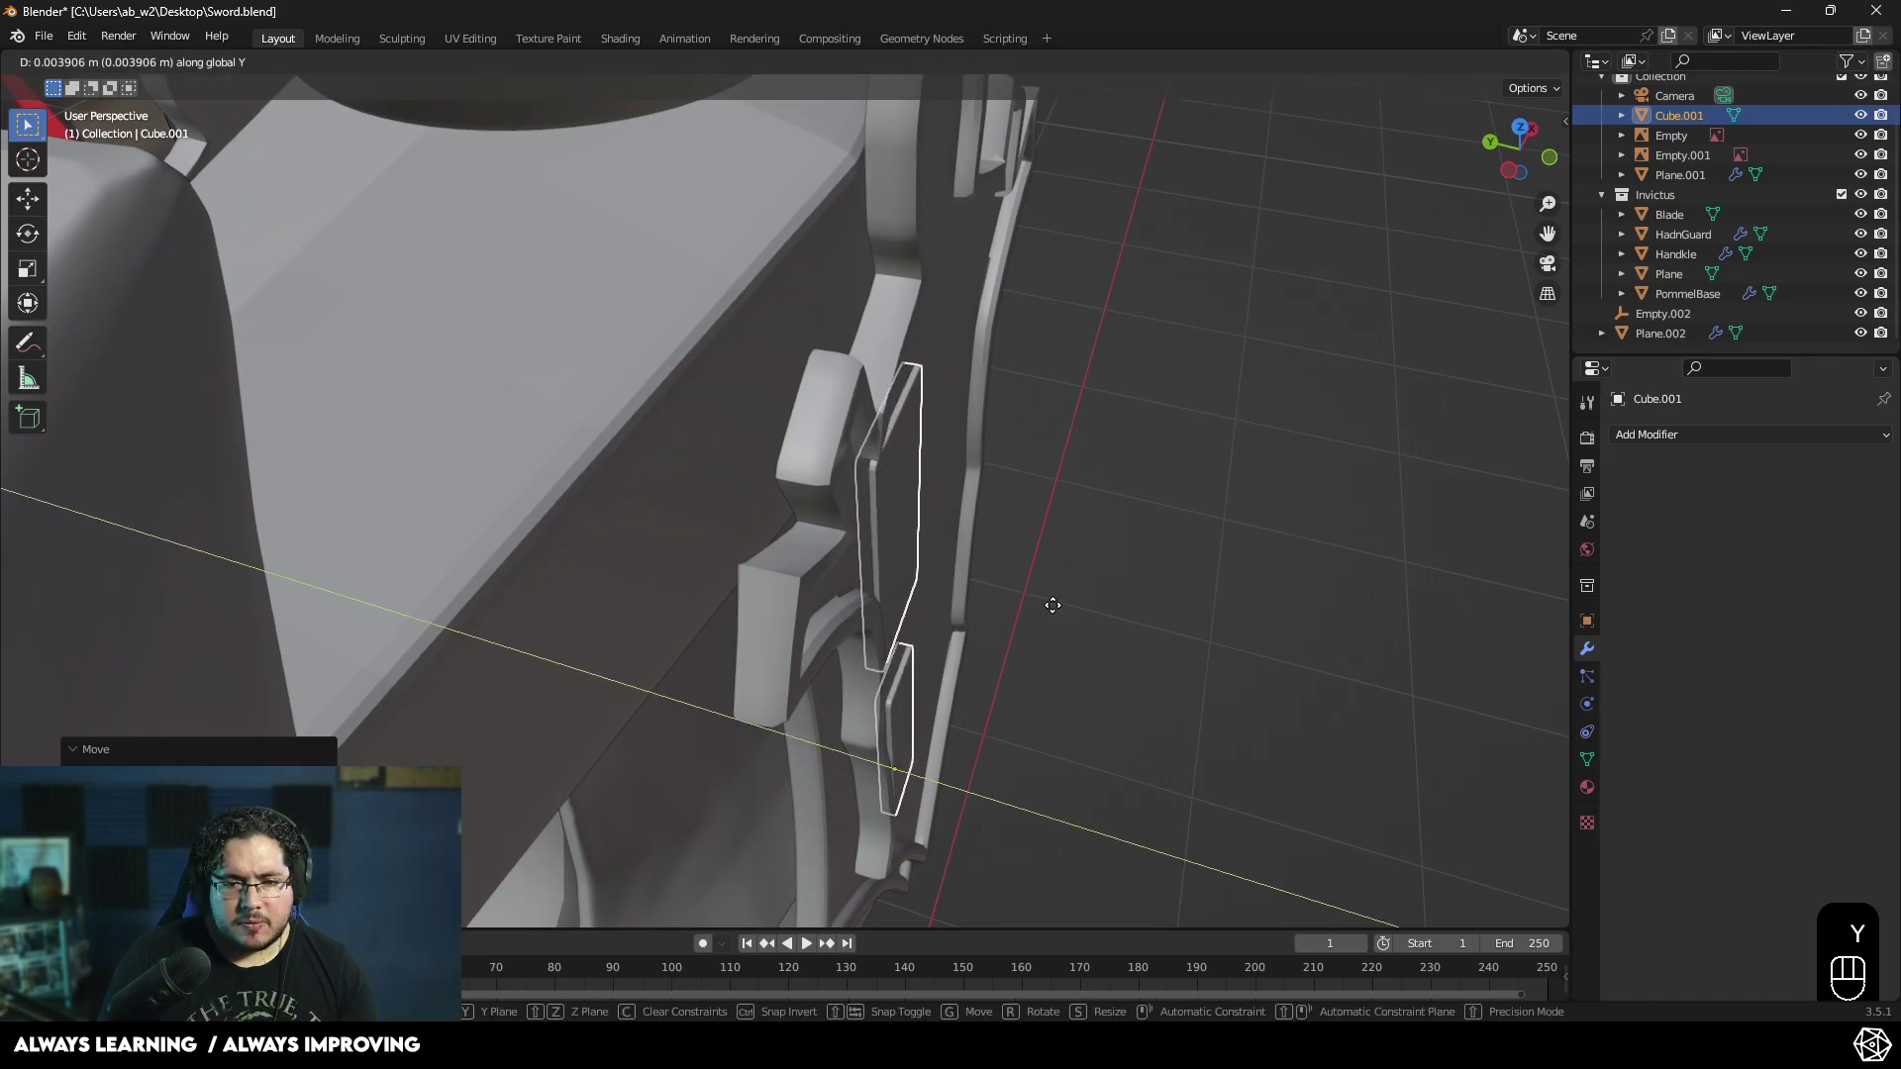
click(1058, 611)
- From the straight-on front view, nudge the slabs into their final position in the emblem
drag(1141, 552, 1230, 522)
click(1259, 526)
drag(1231, 624, 1195, 572)
middle_click(910, 696)
drag(901, 697, 973, 750)
middle_click(892, 732)
click(768, 509)
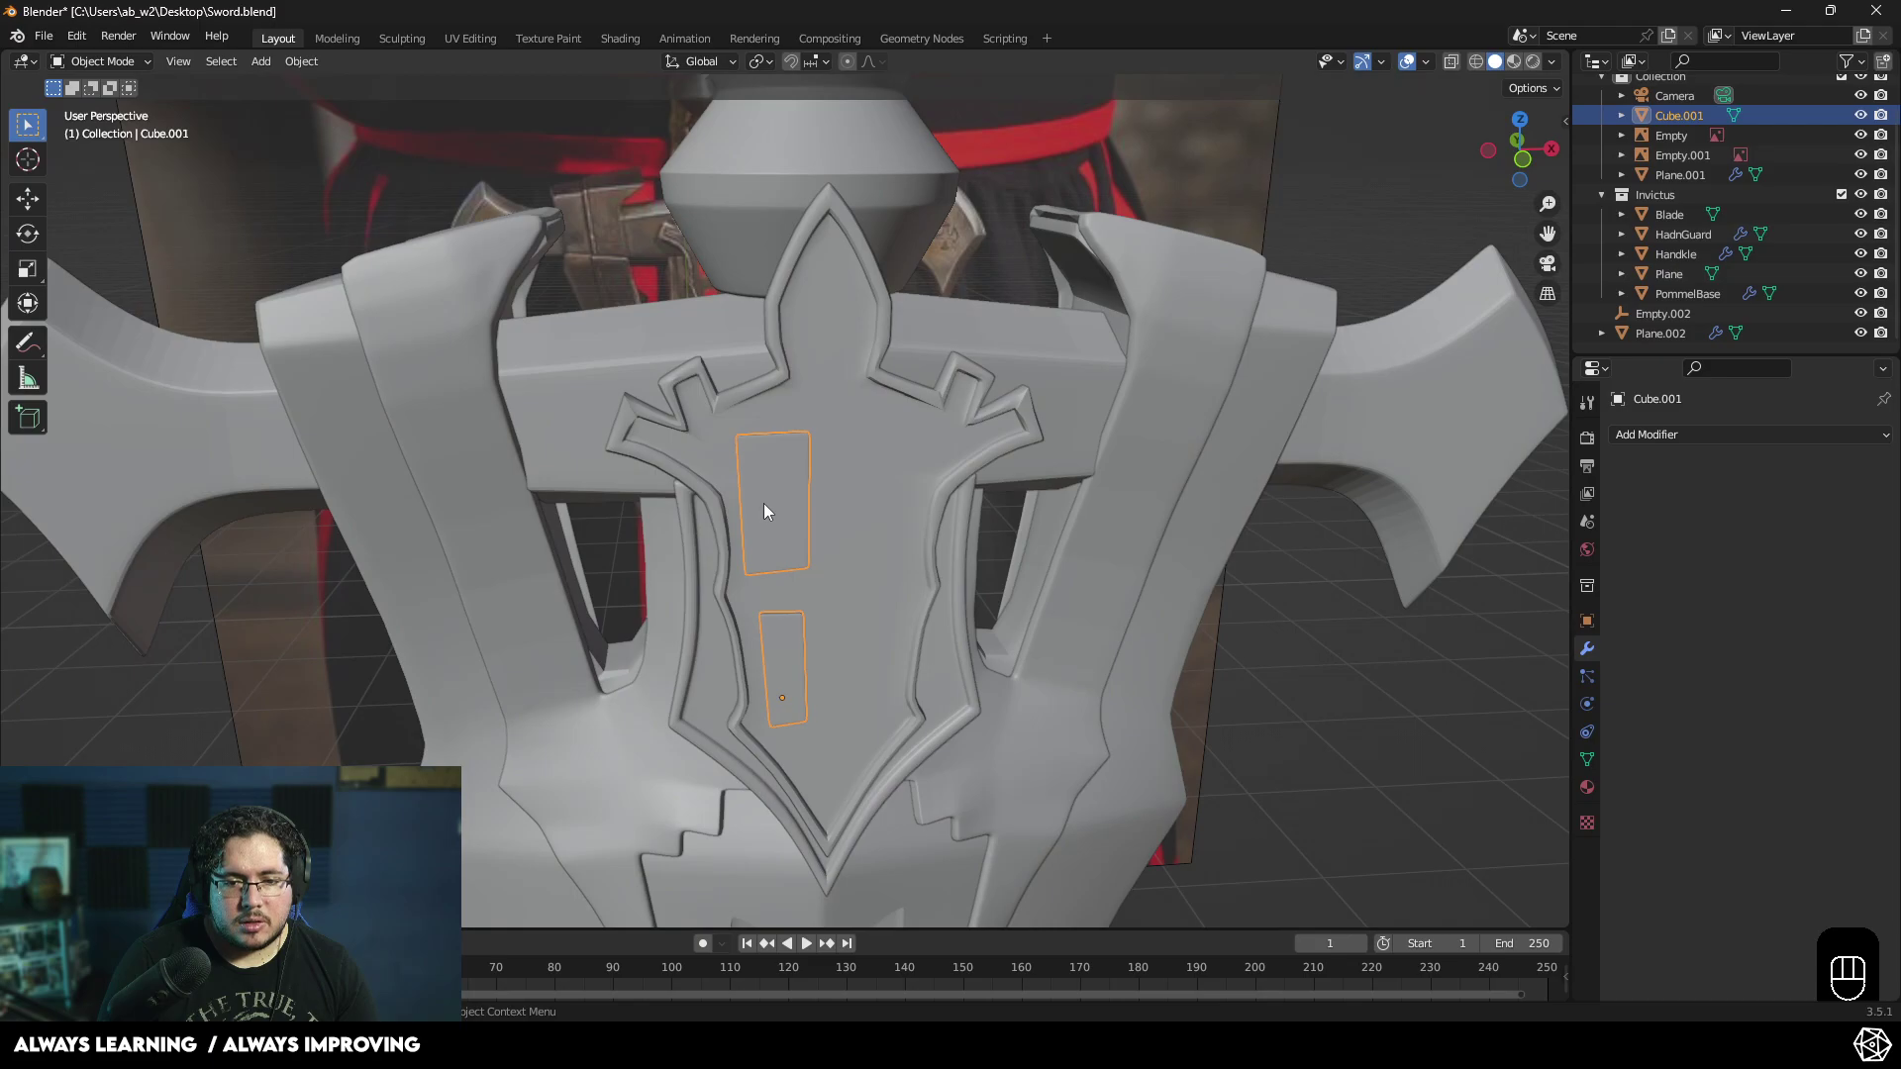
key(KP_1)
key(g)
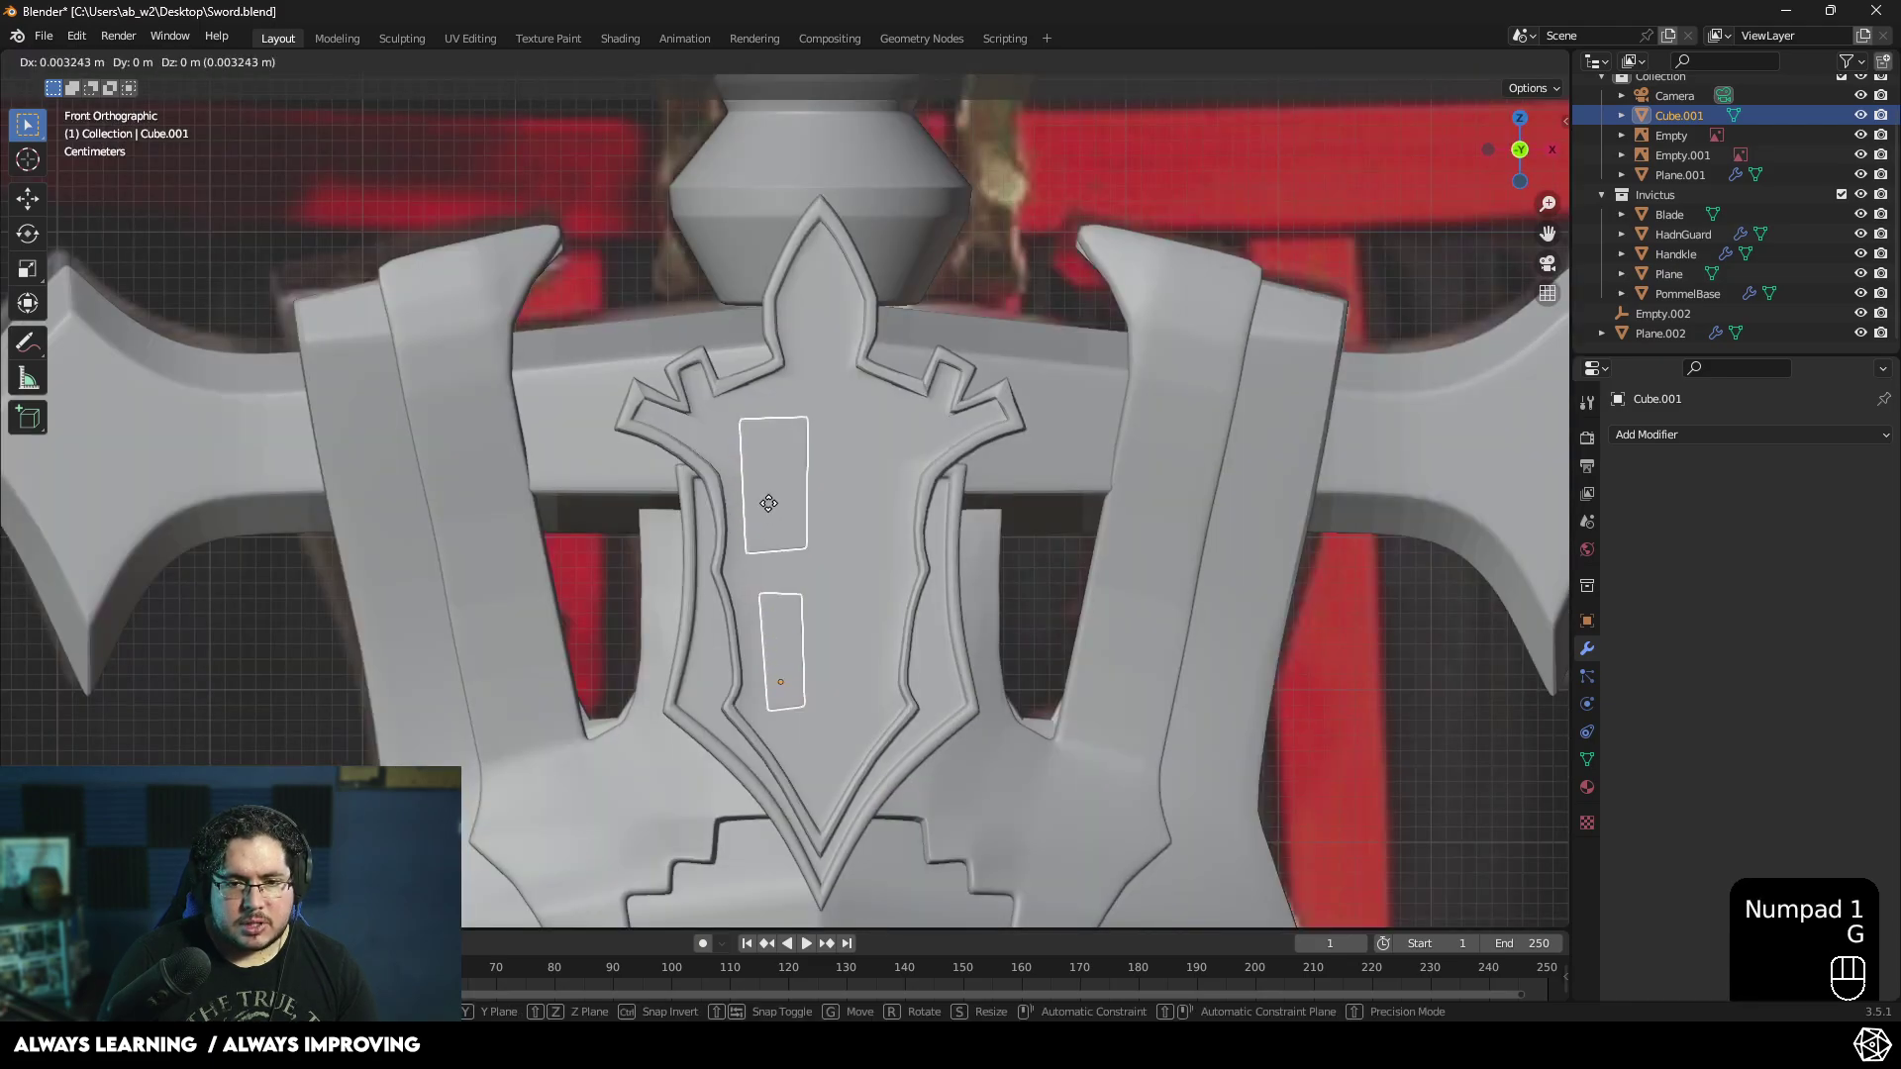
click(775, 509)
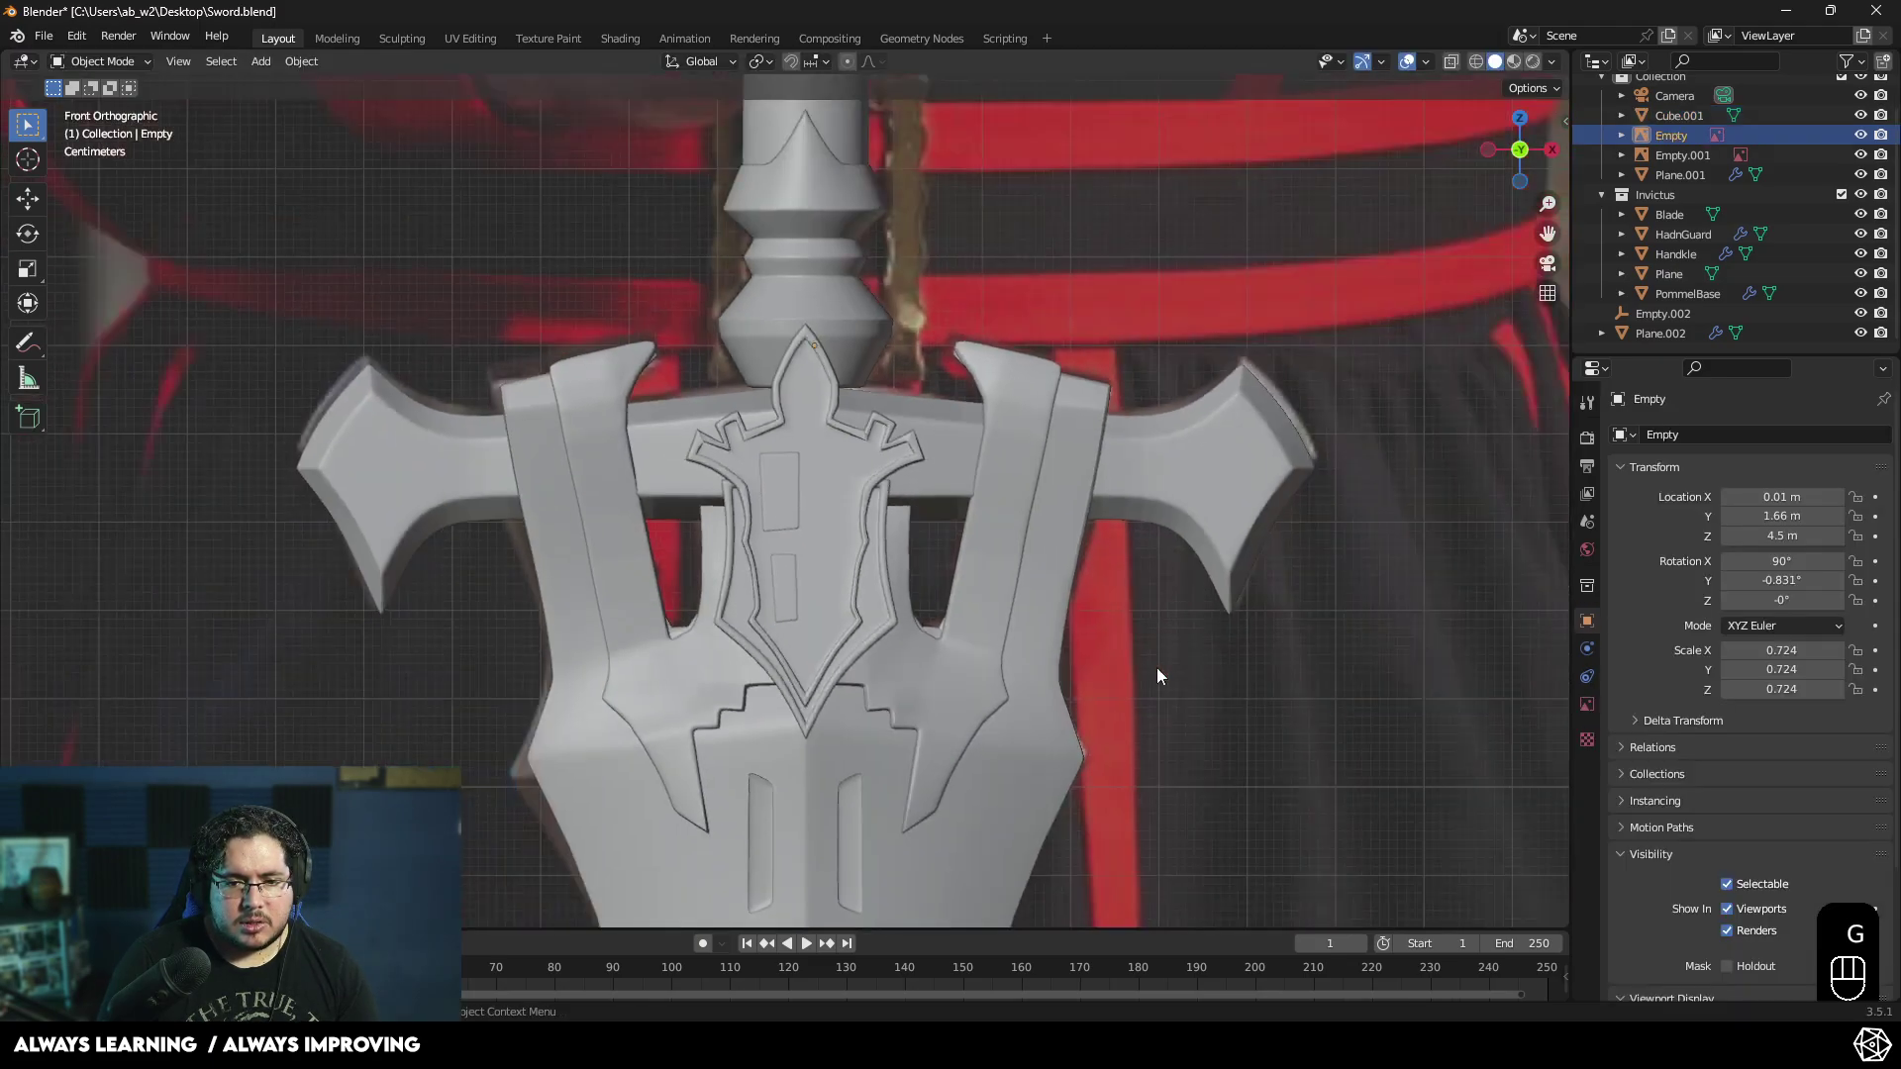
- Give Cube.001 a Mirror modifier on X and Y with Empty.002 as the mirror object
click(794, 501)
drag(1770, 434, 1516, 667)
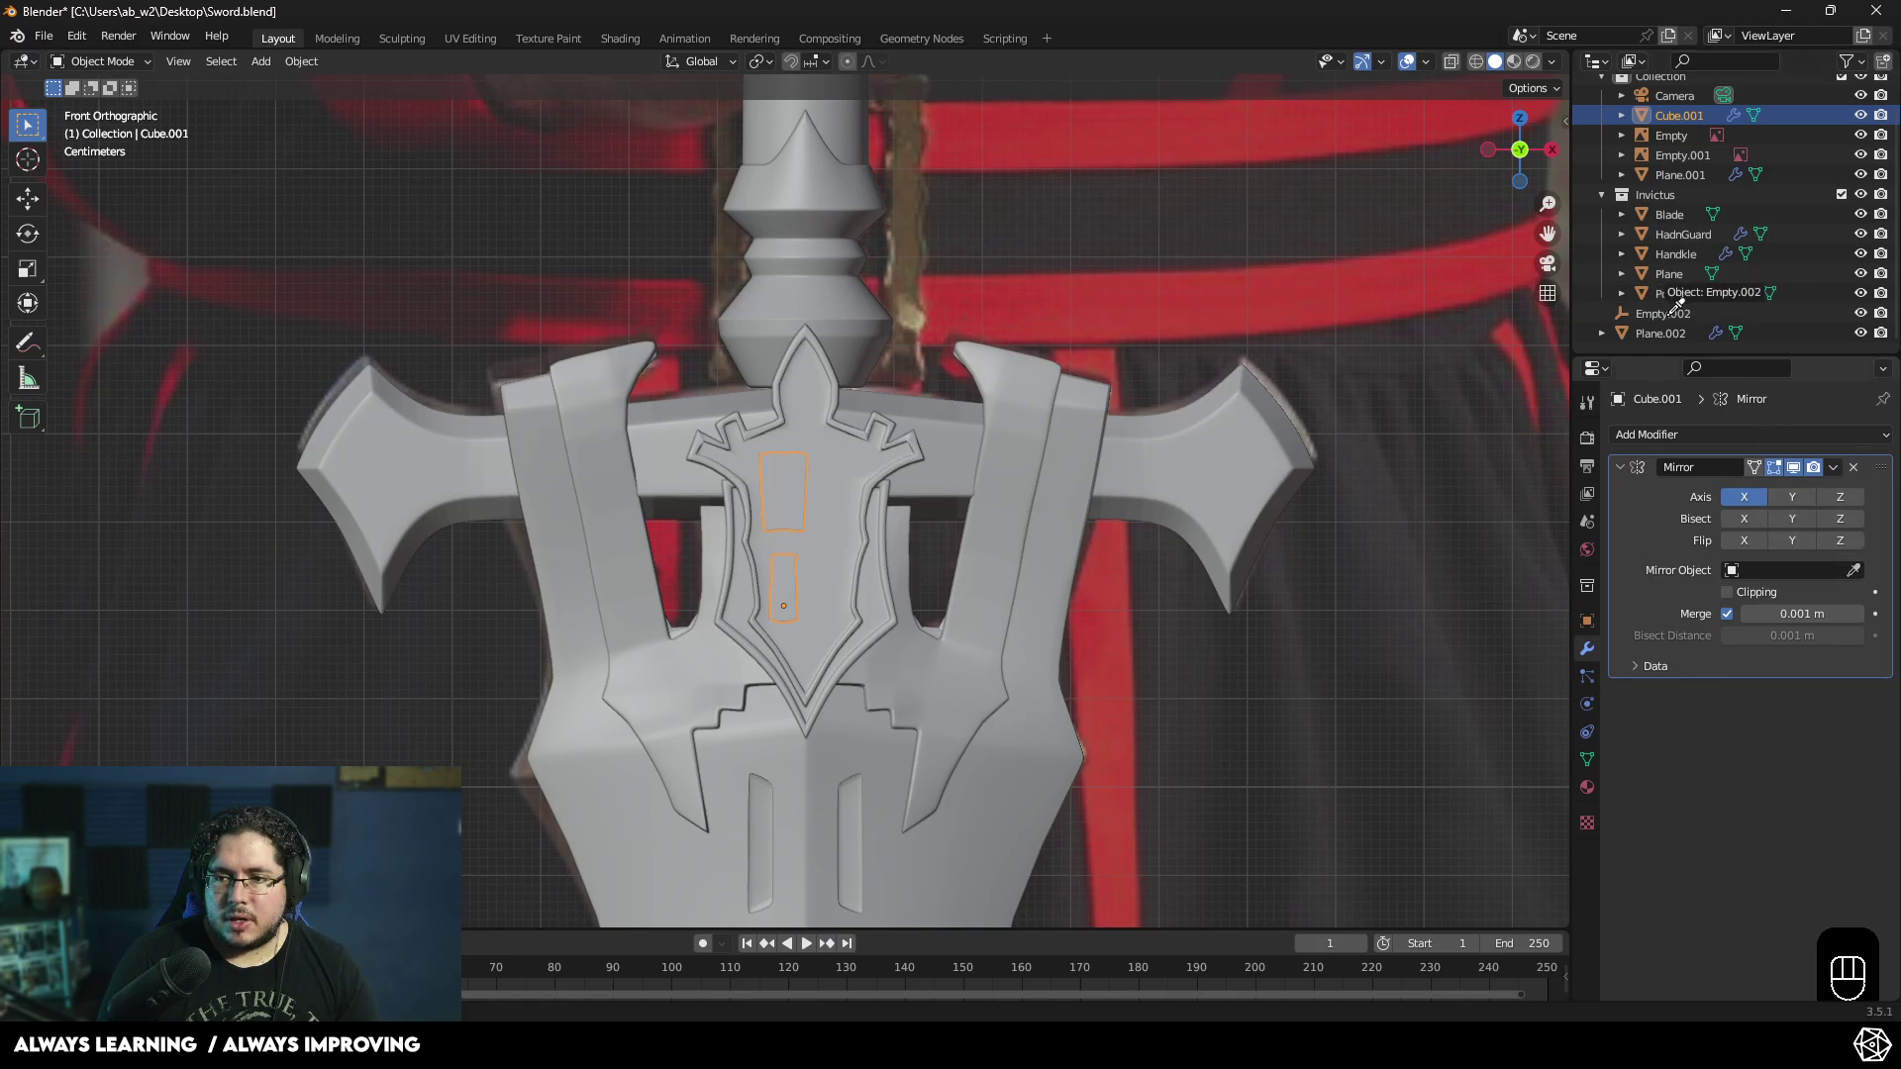
click(1415, 540)
drag(1213, 594, 1483, 600)
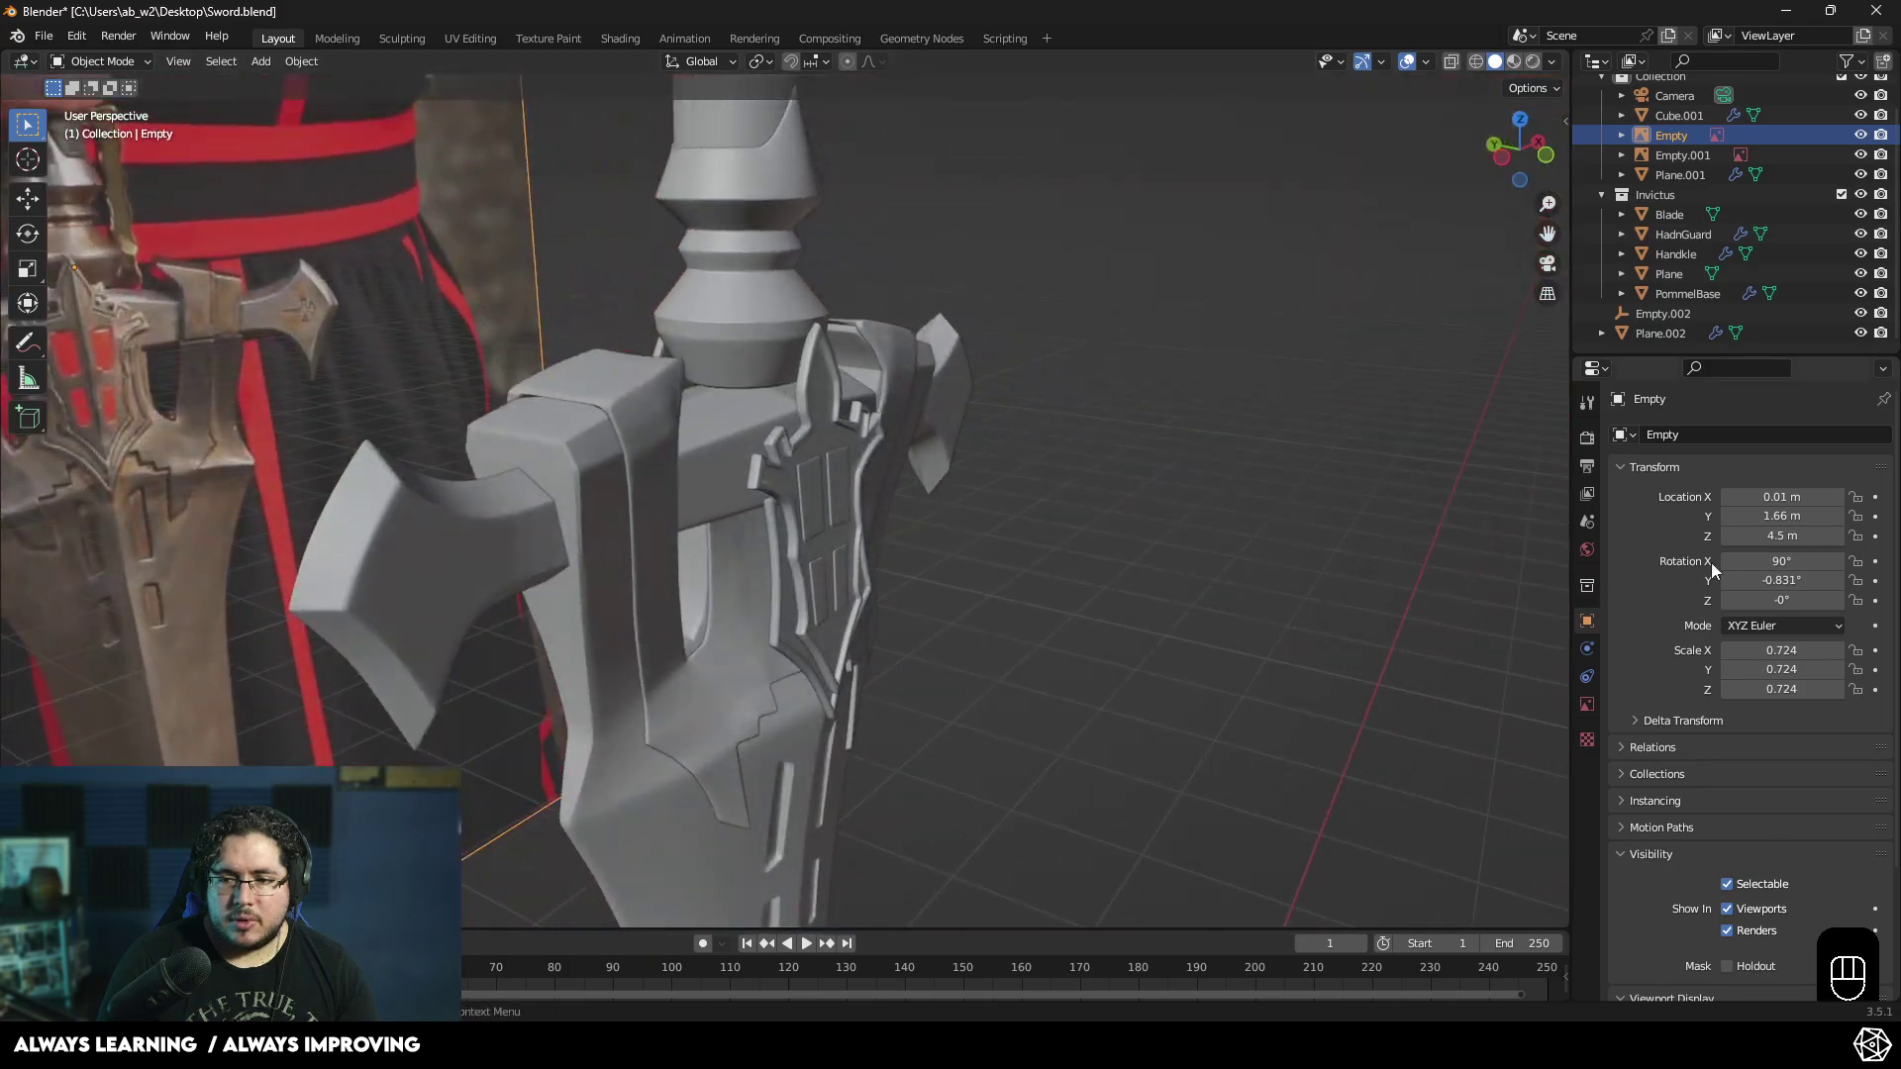
drag(1168, 541, 1434, 546)
click(1815, 499)
middle_click(1187, 566)
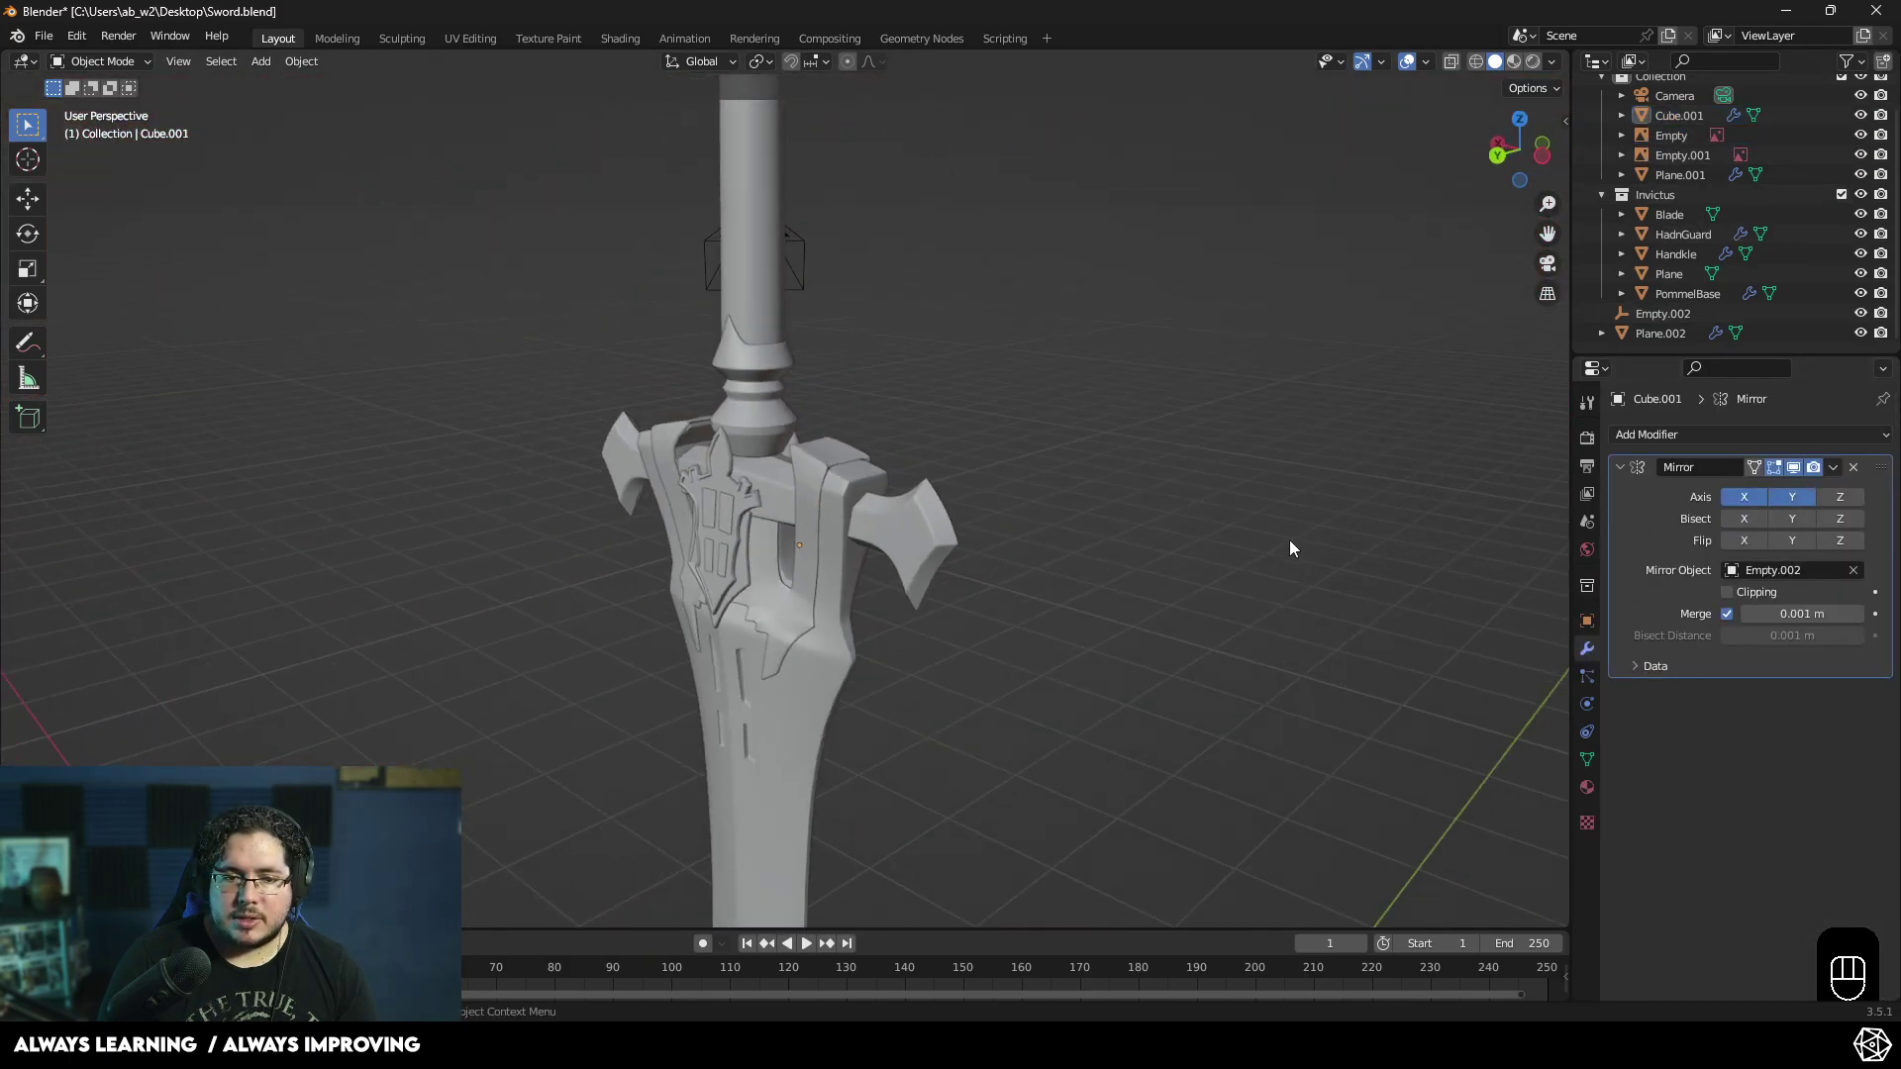
drag(1166, 566, 774, 557)
click(718, 655)
- Select the reference photo Empty of the figure and move it left, clear of the sword model
drag(707, 689, 810, 678)
drag(1164, 723, 1175, 800)
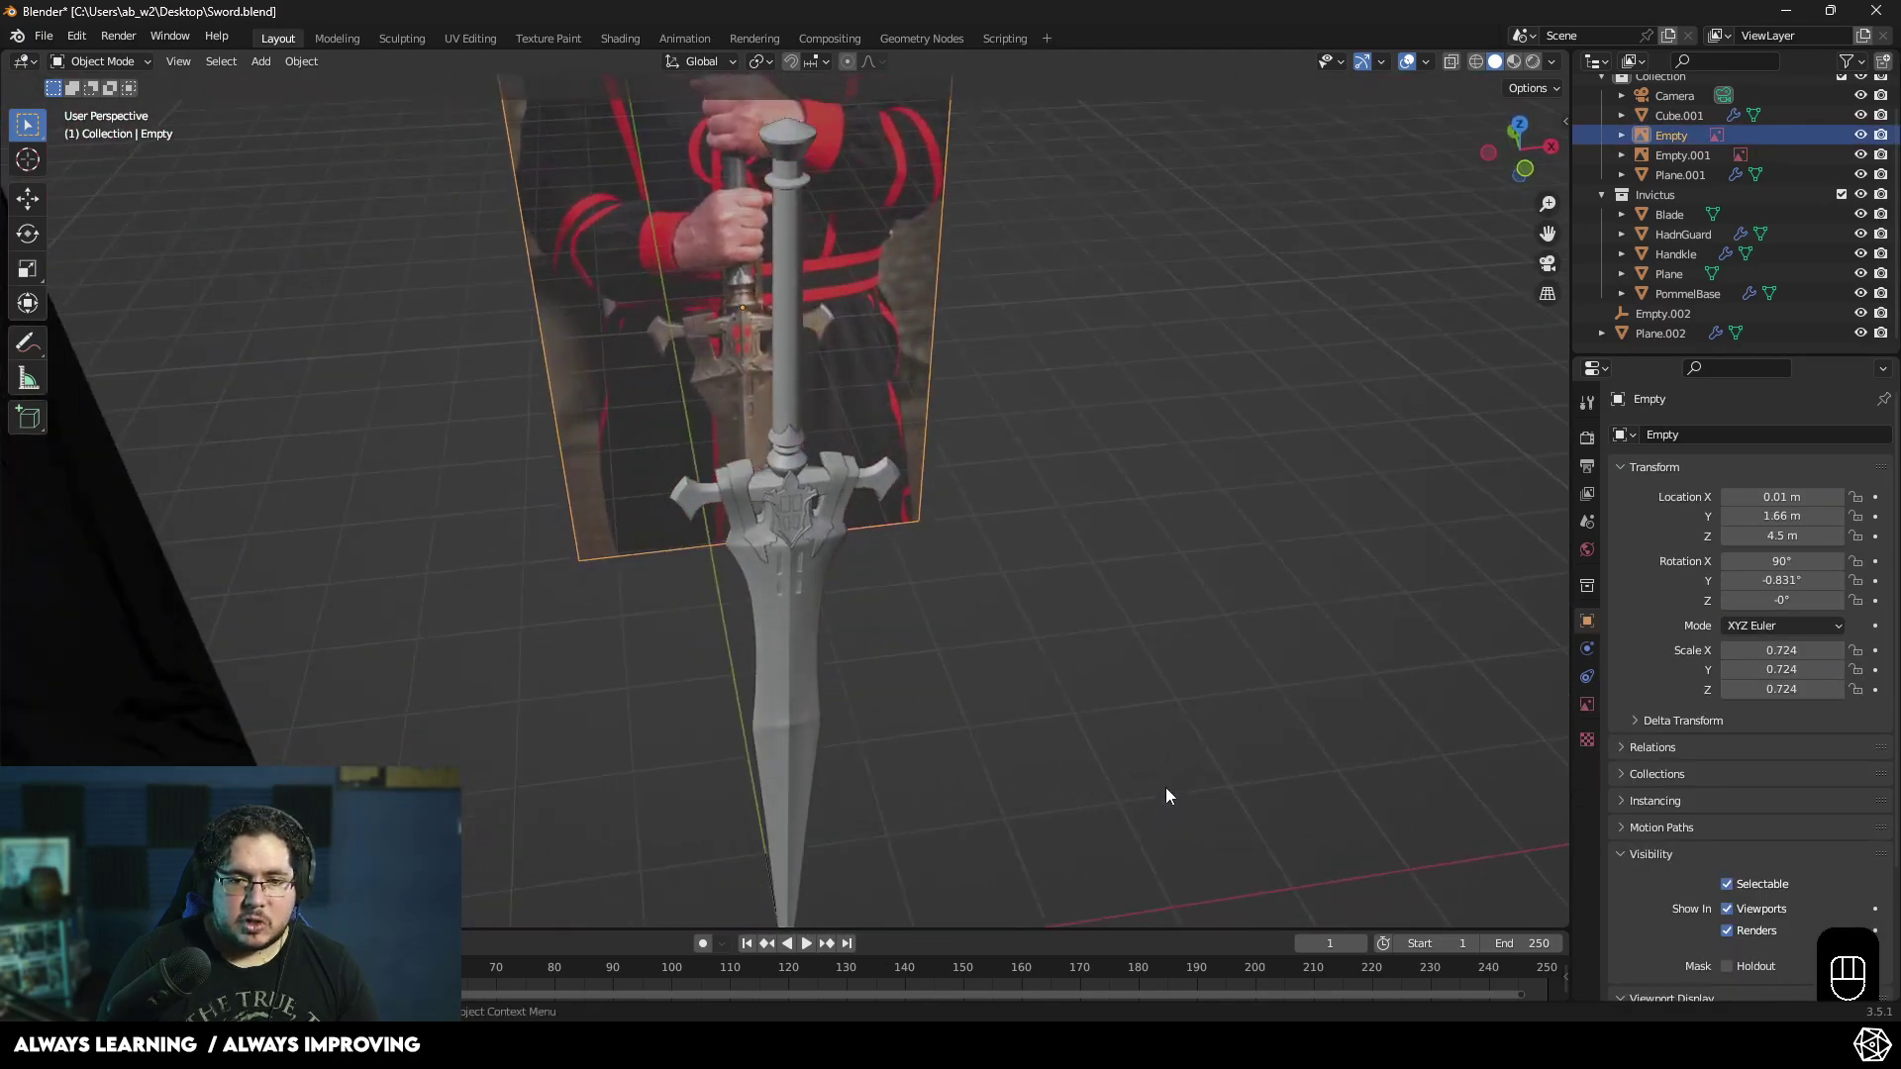
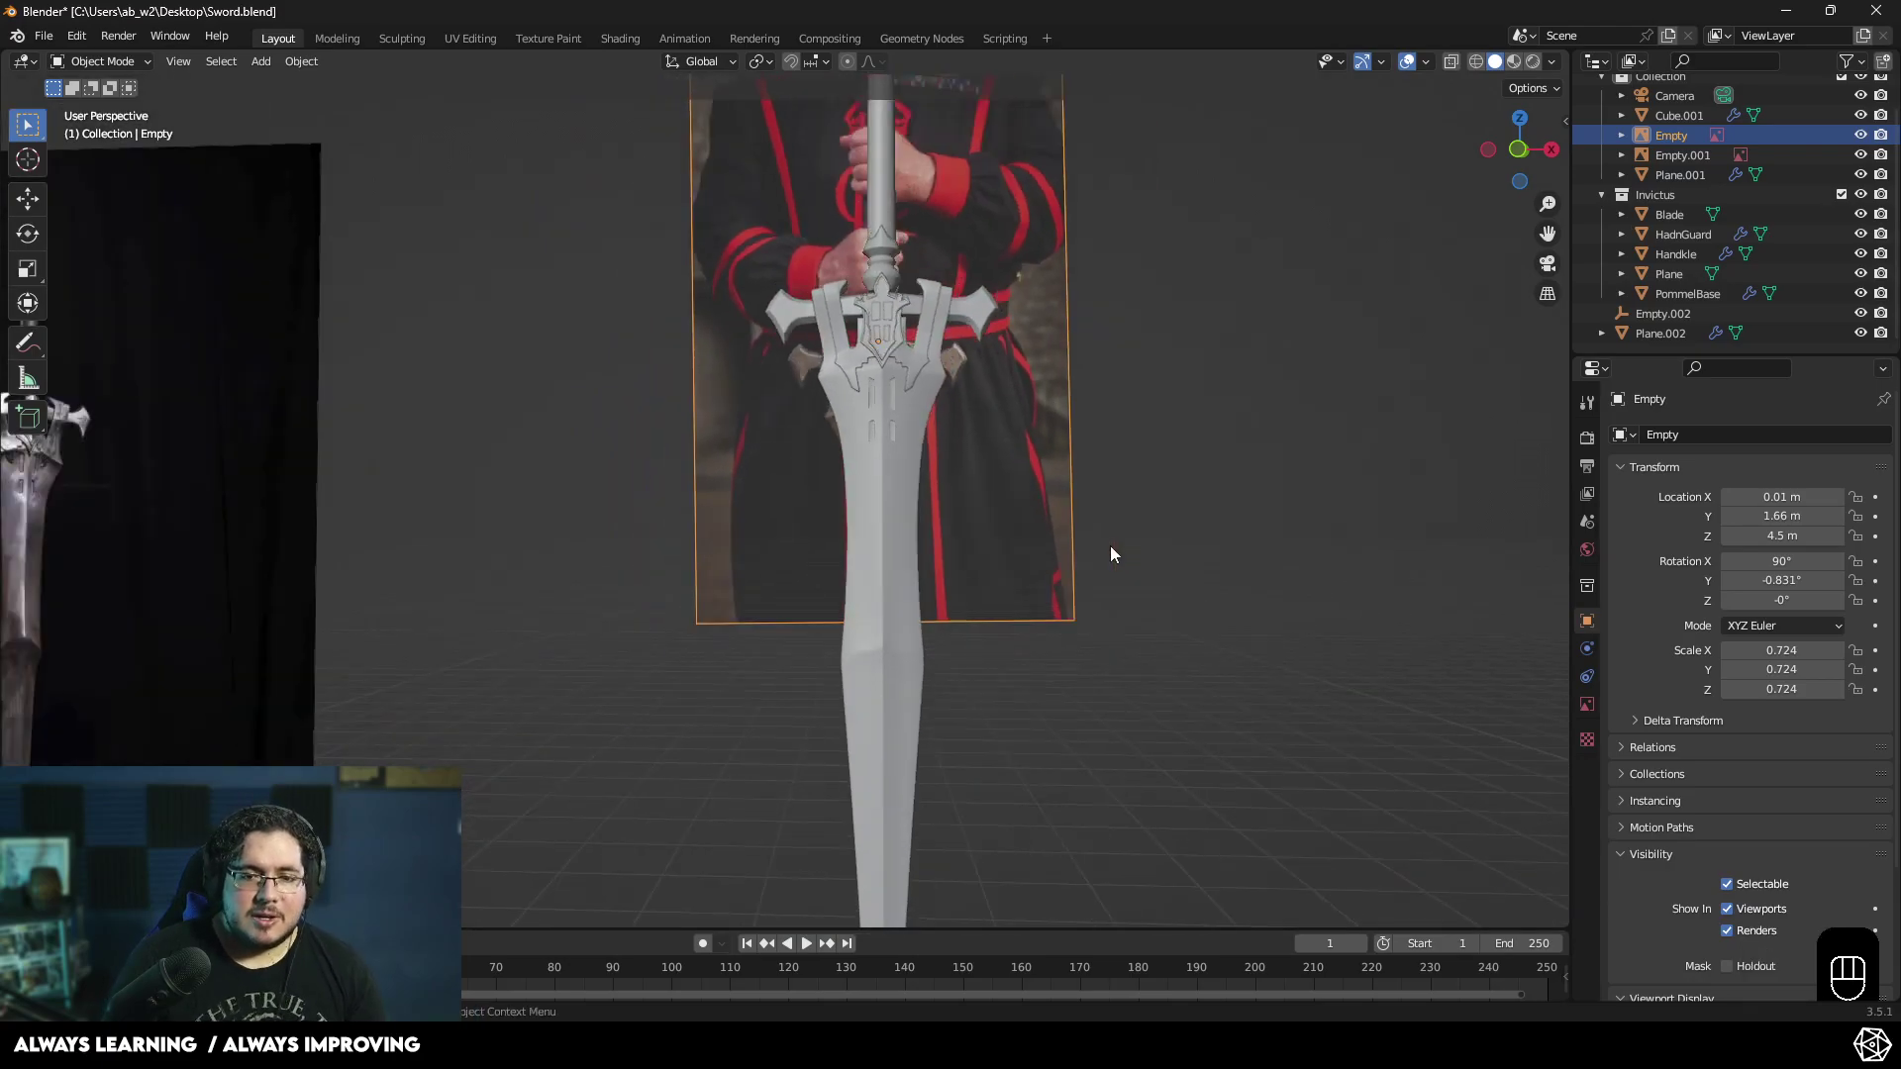
drag(1149, 578, 1126, 583)
middle_click(1022, 511)
drag(1031, 537, 950, 513)
drag(1015, 541, 953, 679)
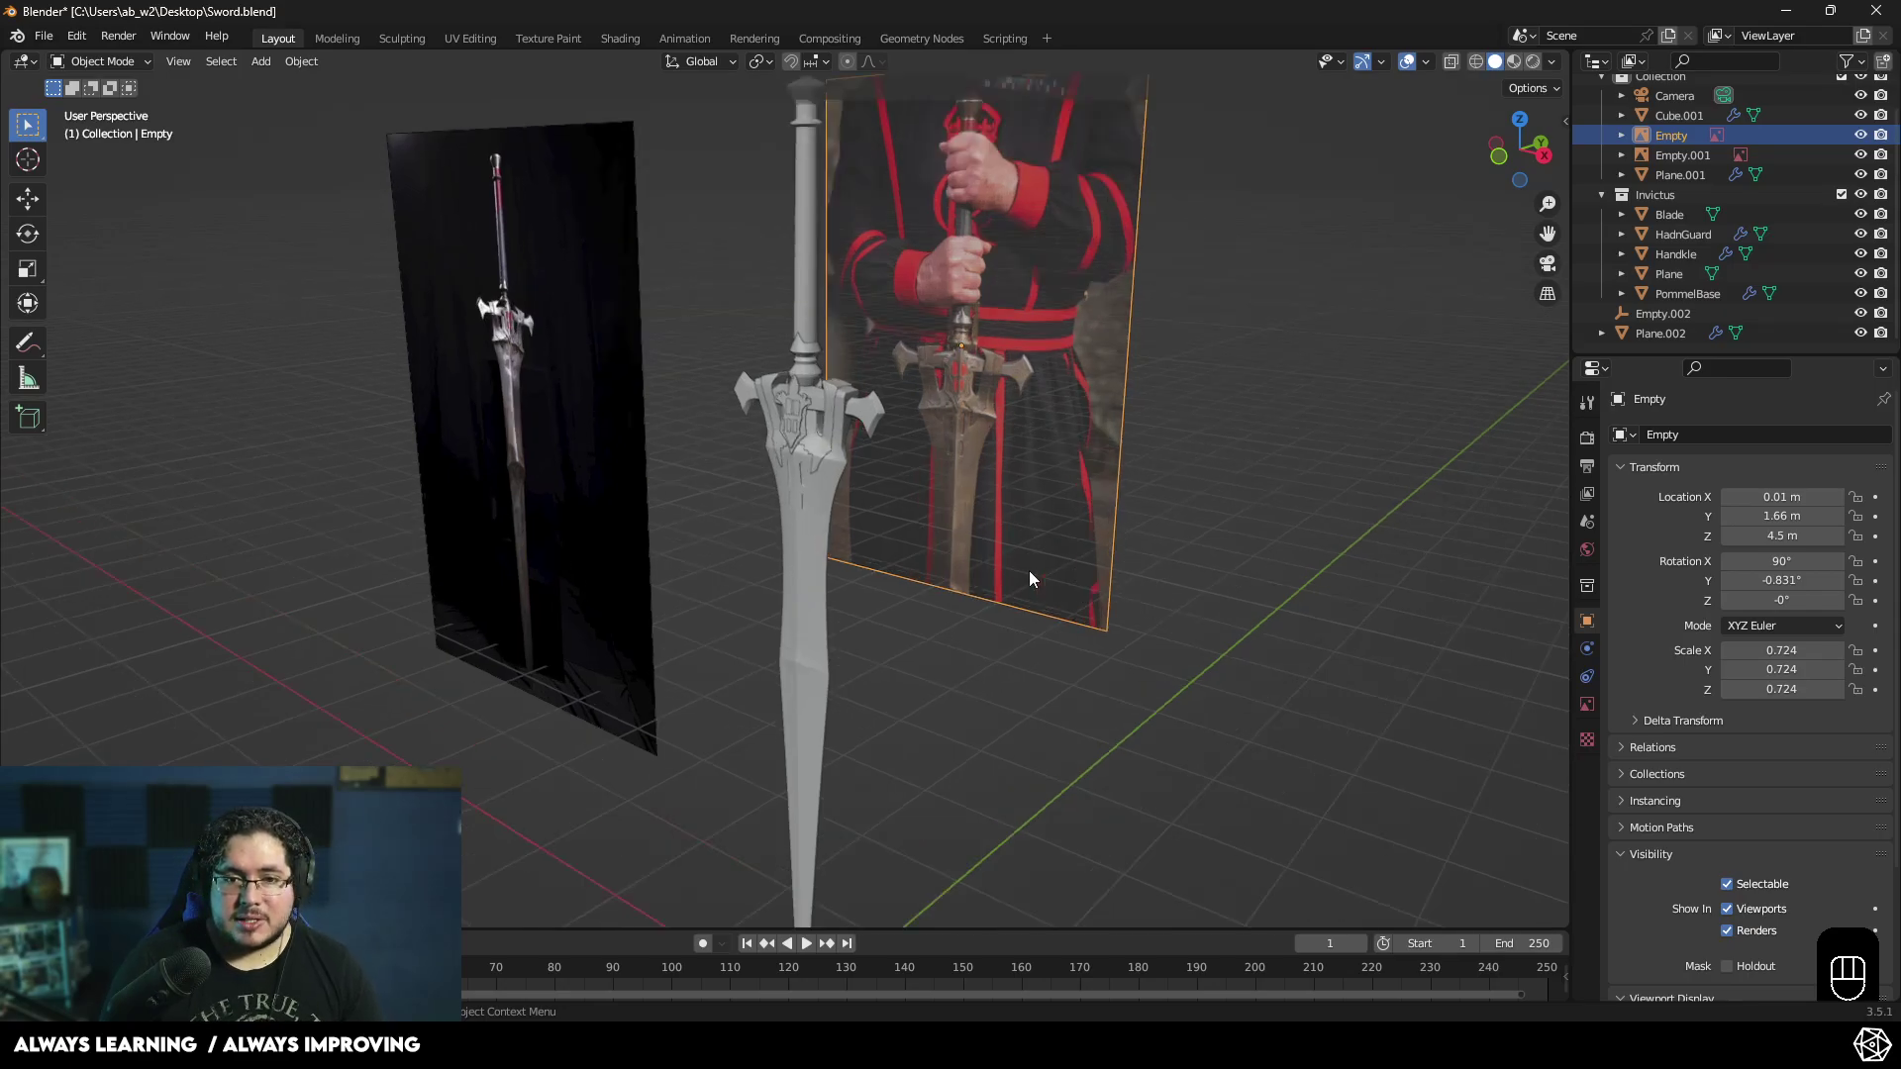
click(1058, 401)
drag(1056, 408, 1027, 403)
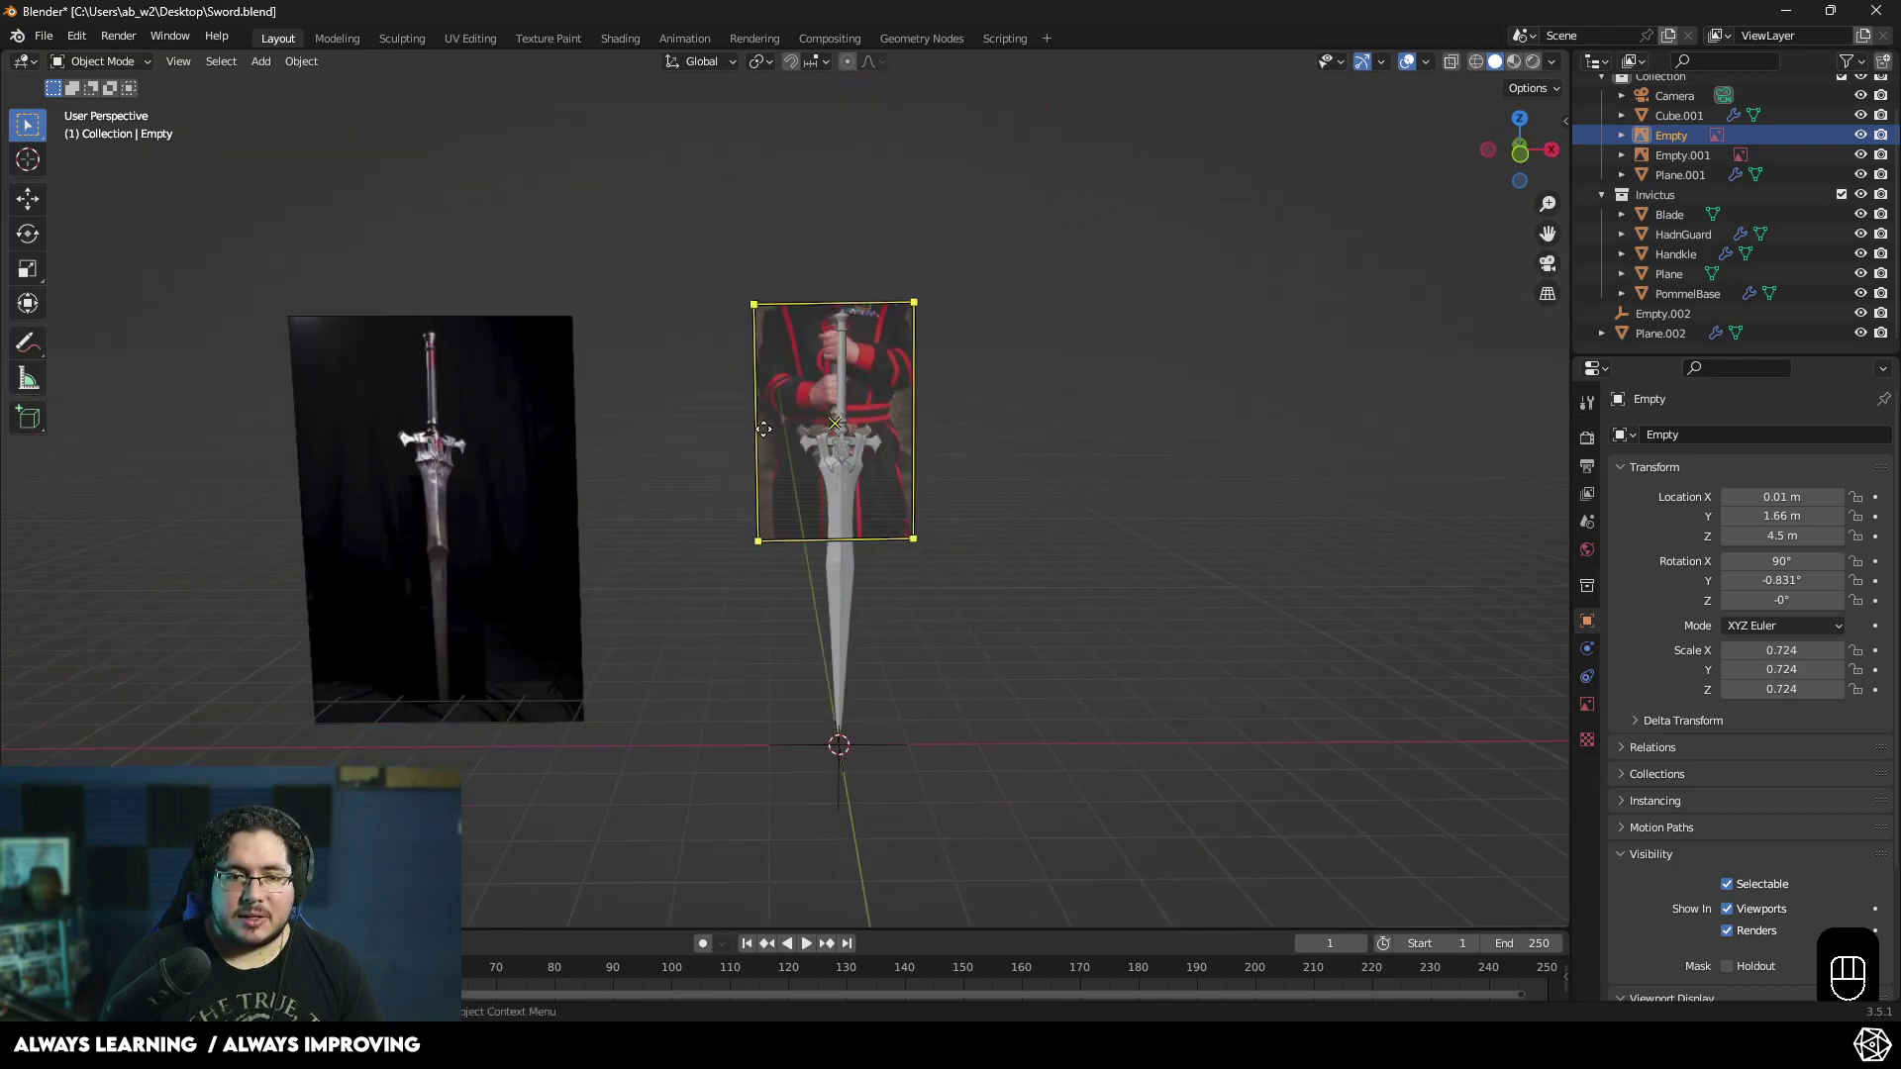
key(g)
click(422, 489)
drag(955, 457, 1015, 437)
middle_click(1030, 499)
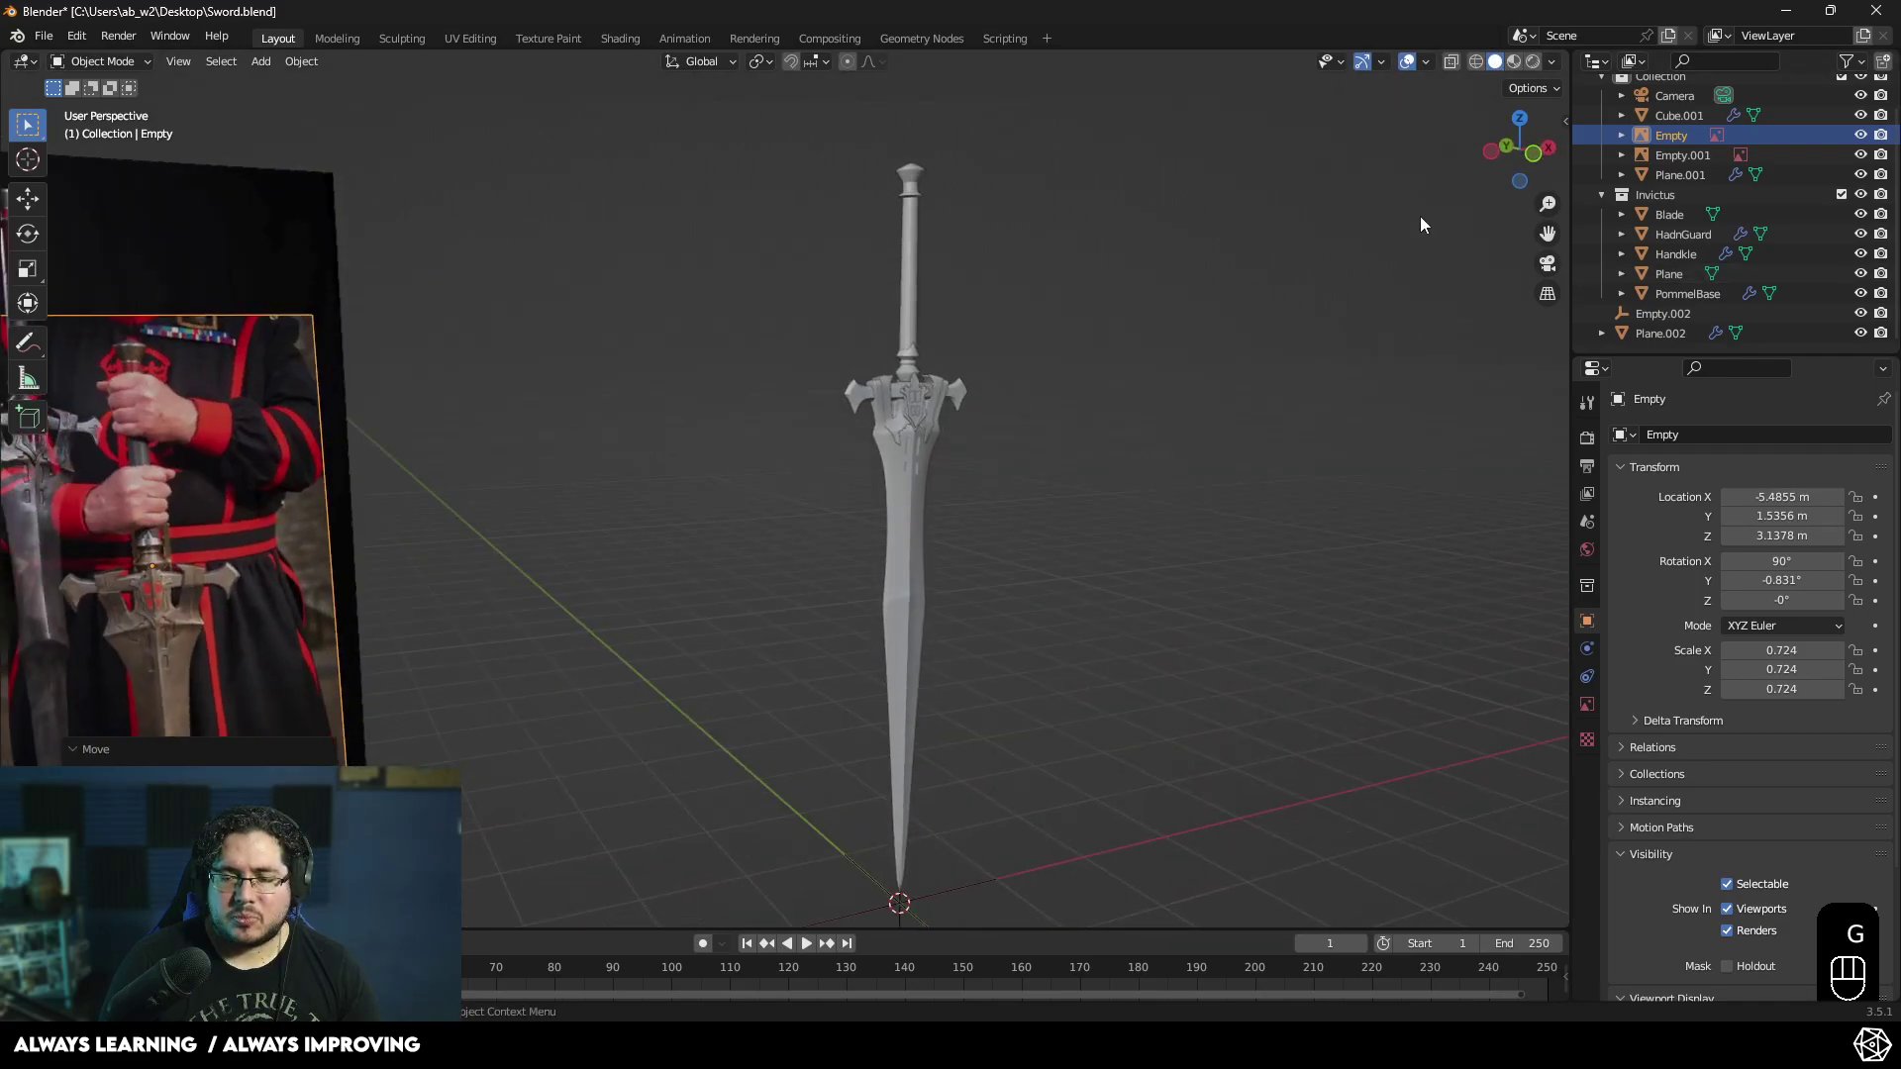
- Set the World colour to an Environment Texture loading hikers_cave_4k.exr
click(1603, 550)
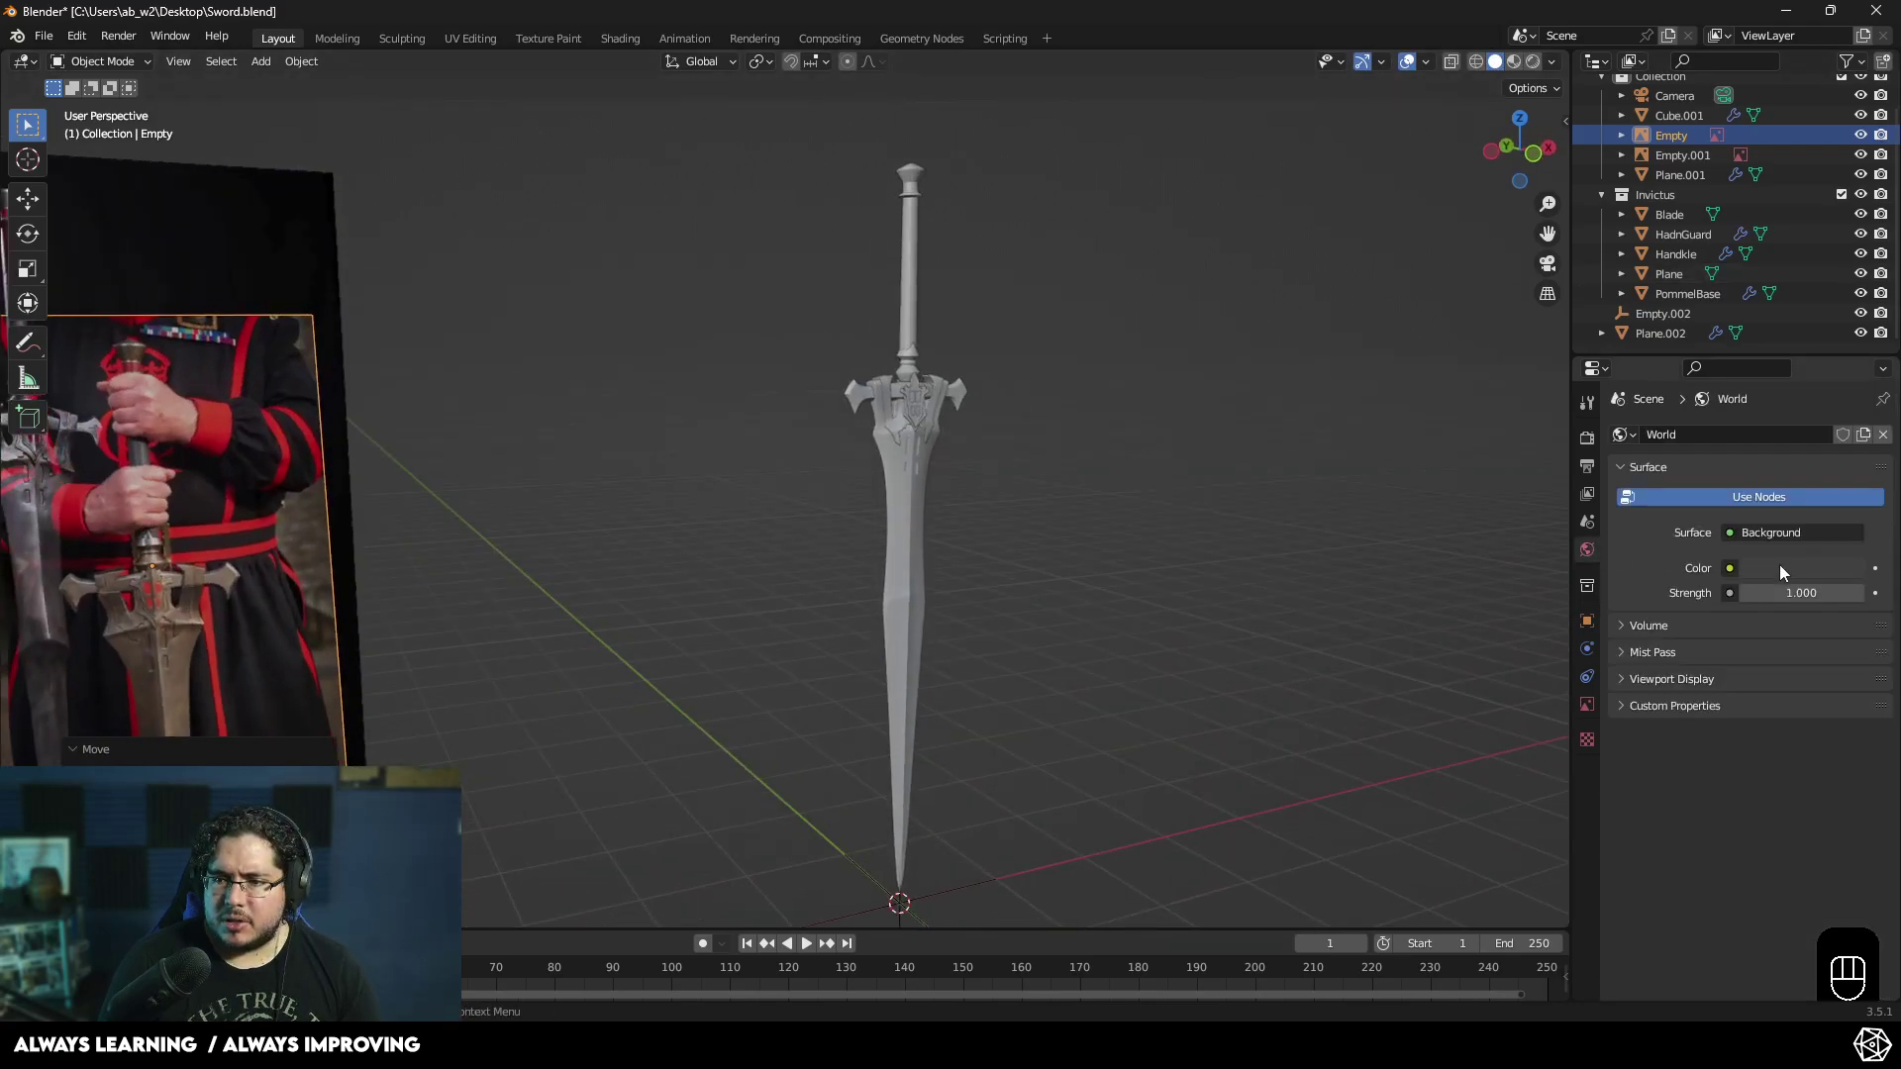
drag(1745, 573, 1333, 663)
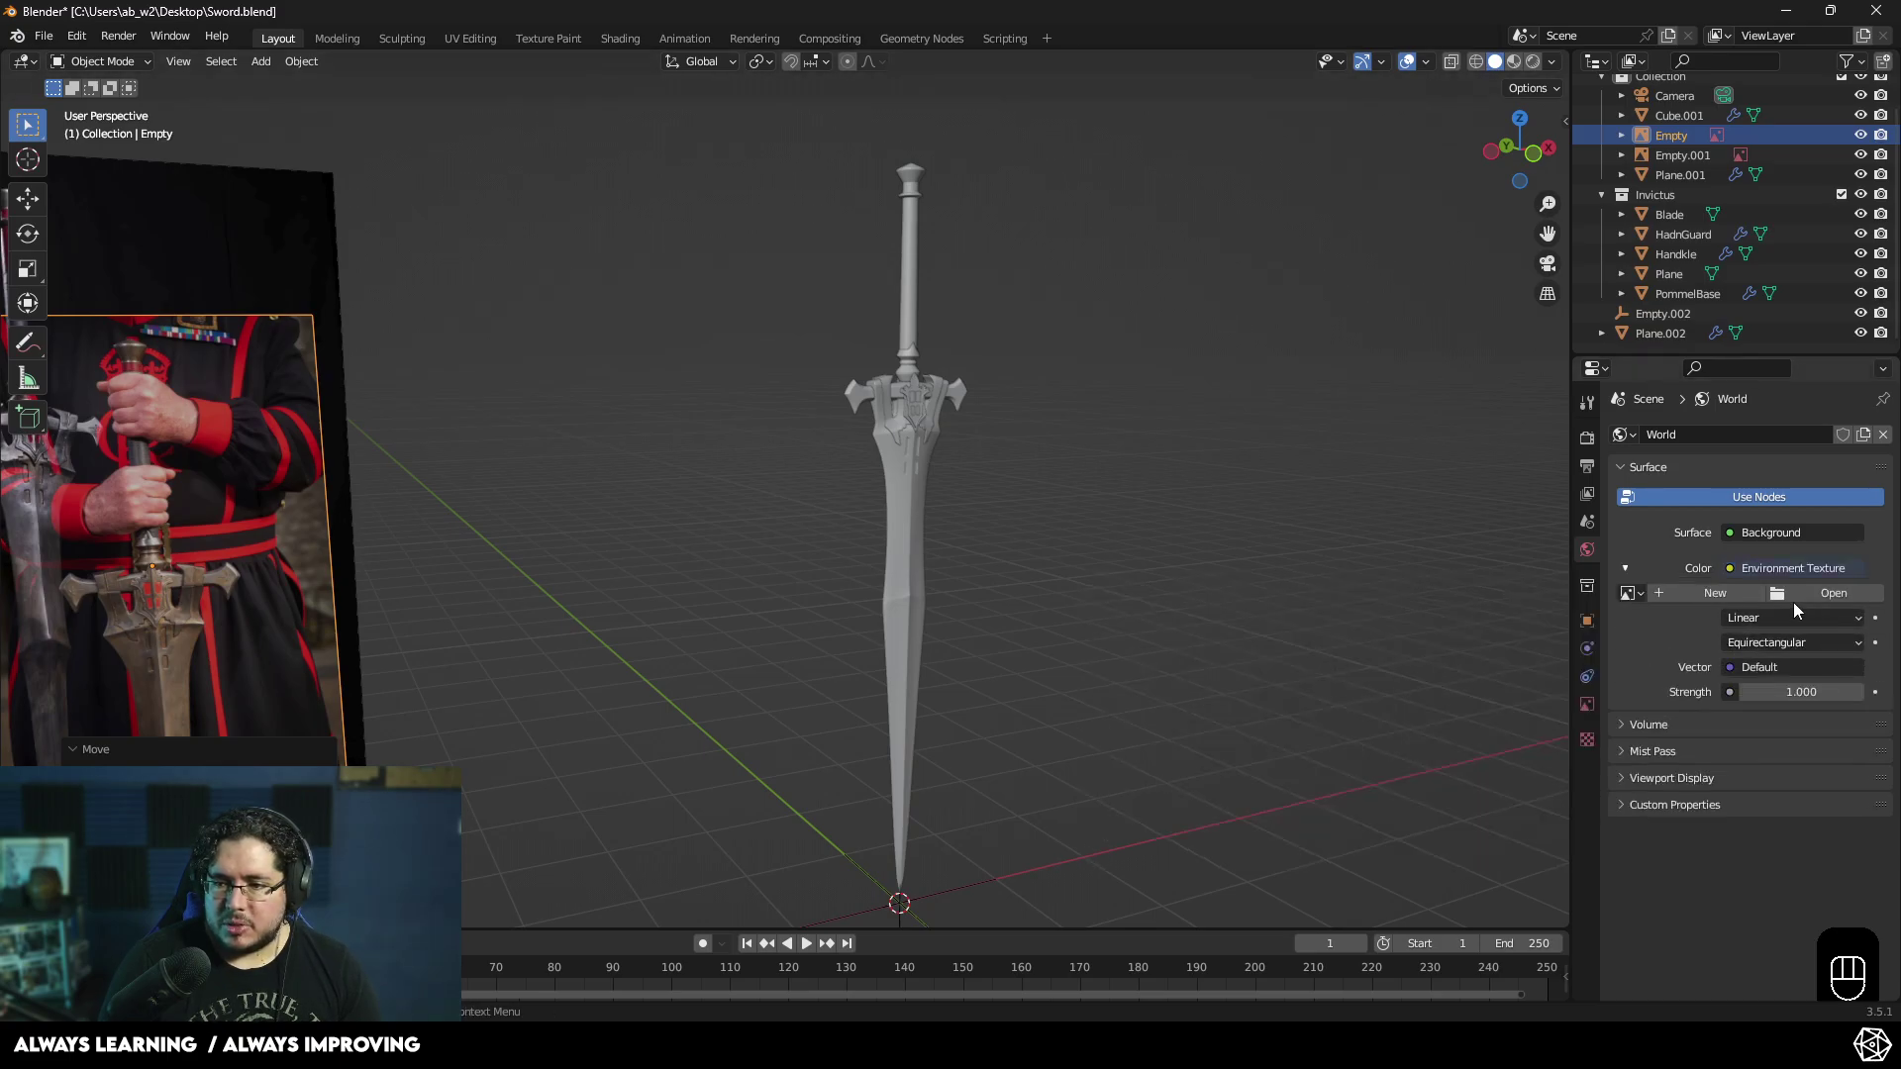
click(1822, 596)
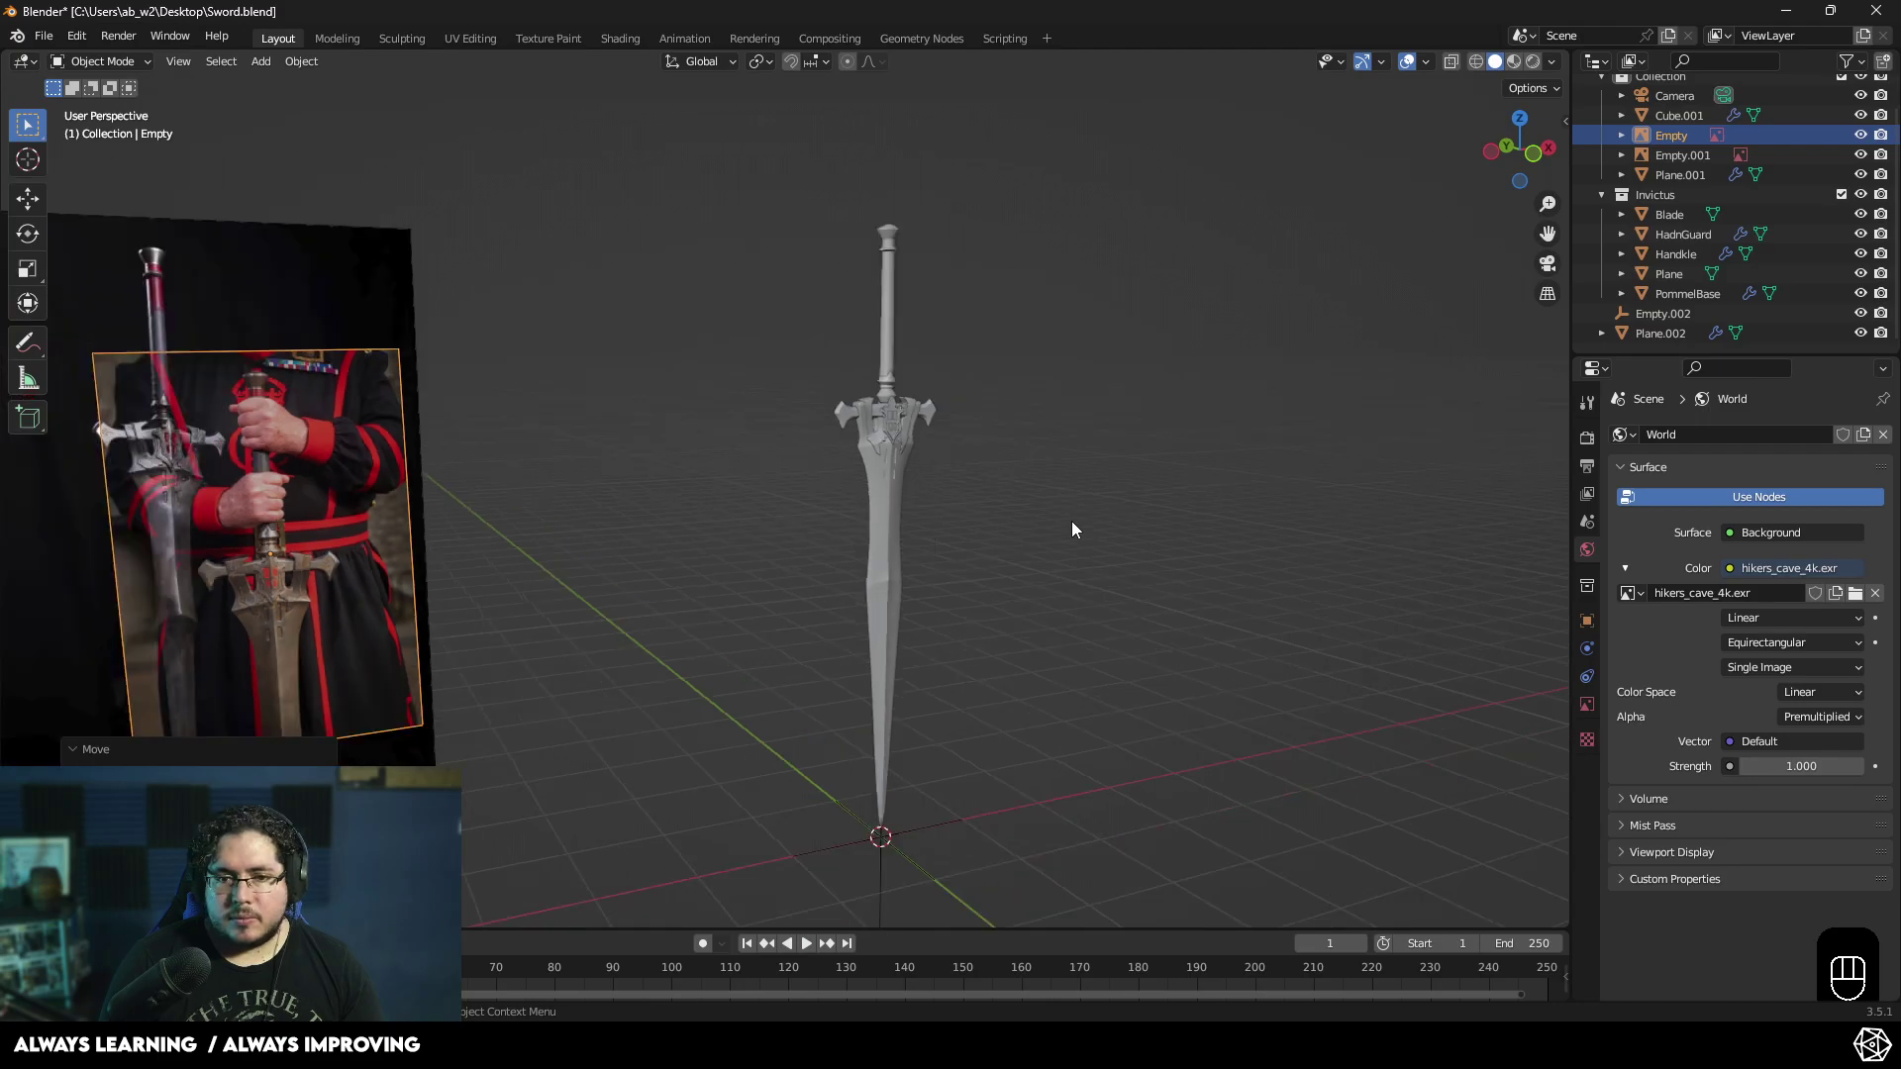
middle_click(1088, 535)
- Switch the render engine to Cycles with GPU Compute and reframe the sword
click(1601, 444)
click(1738, 438)
drag(1754, 439, 1768, 506)
drag(1781, 493, 1273, 607)
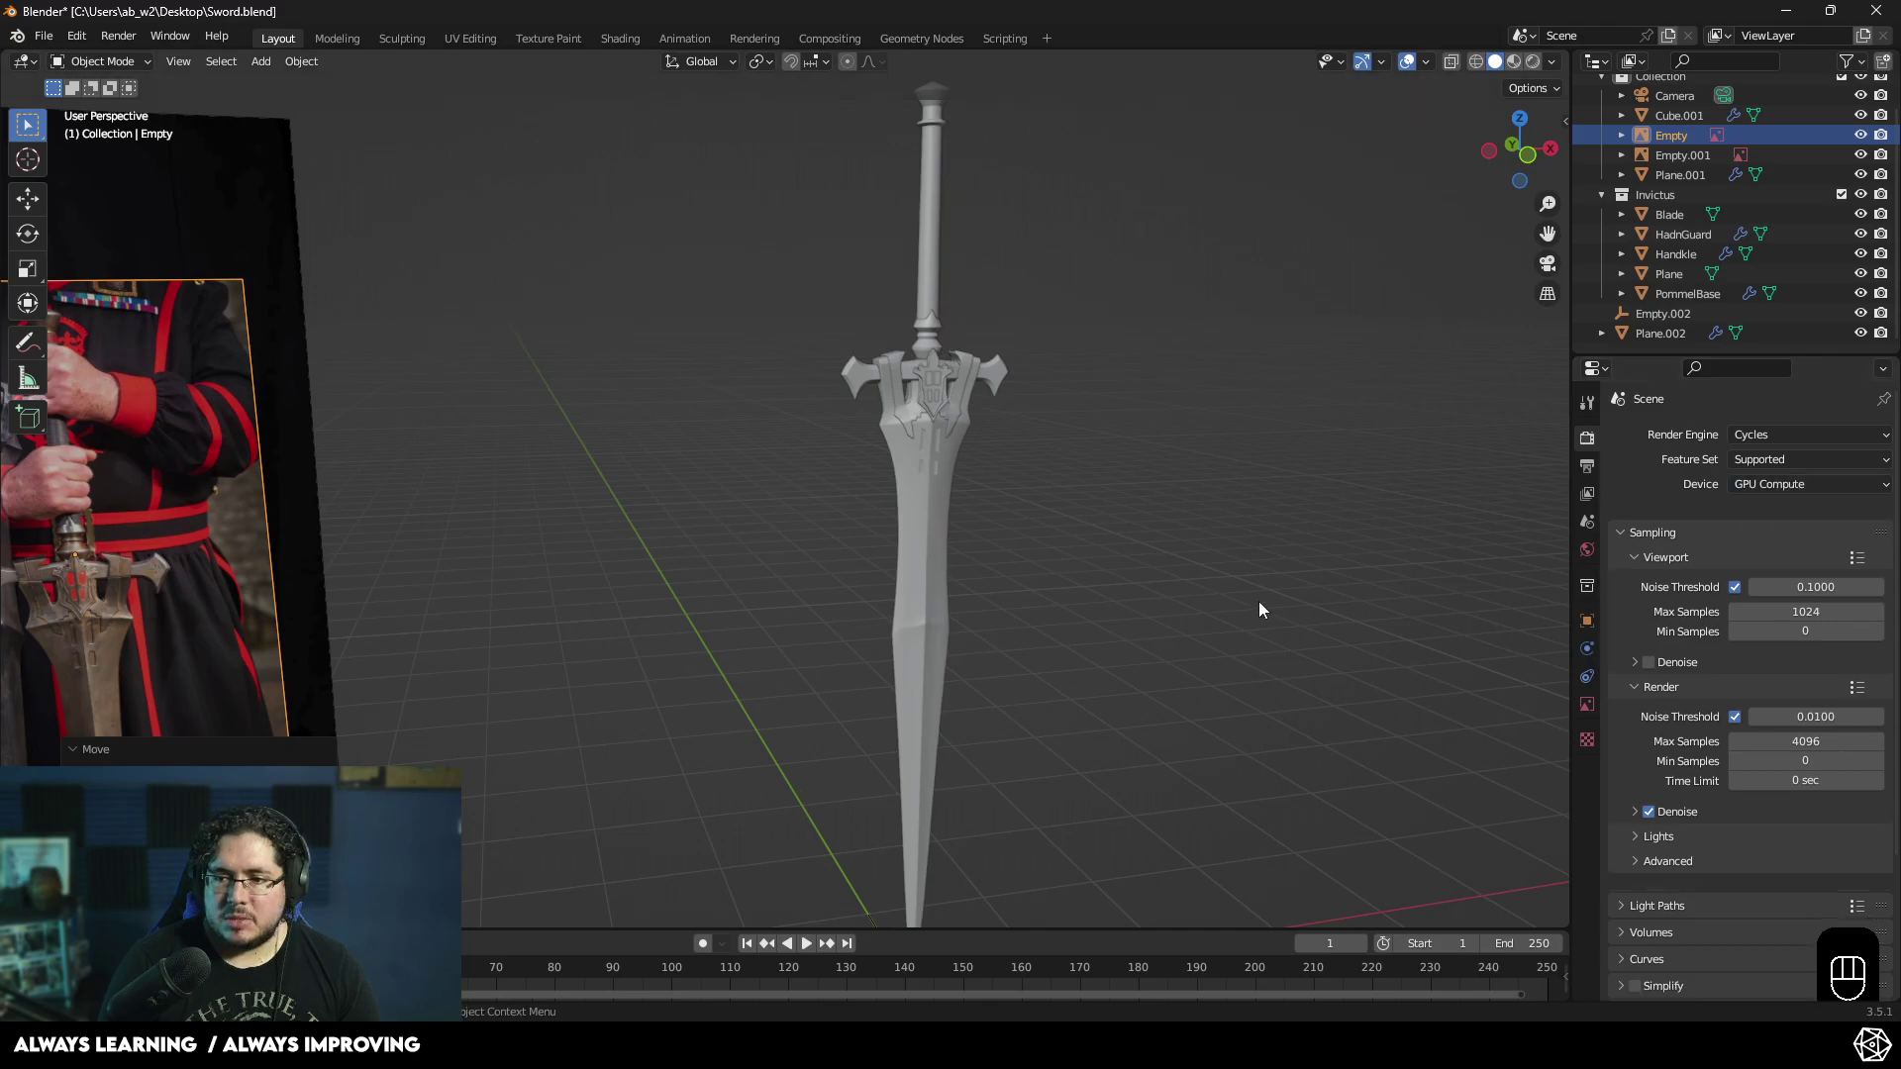
- Switch the viewport to Rendered shading and frame the whole sword against the cave
click(1337, 564)
key(z)
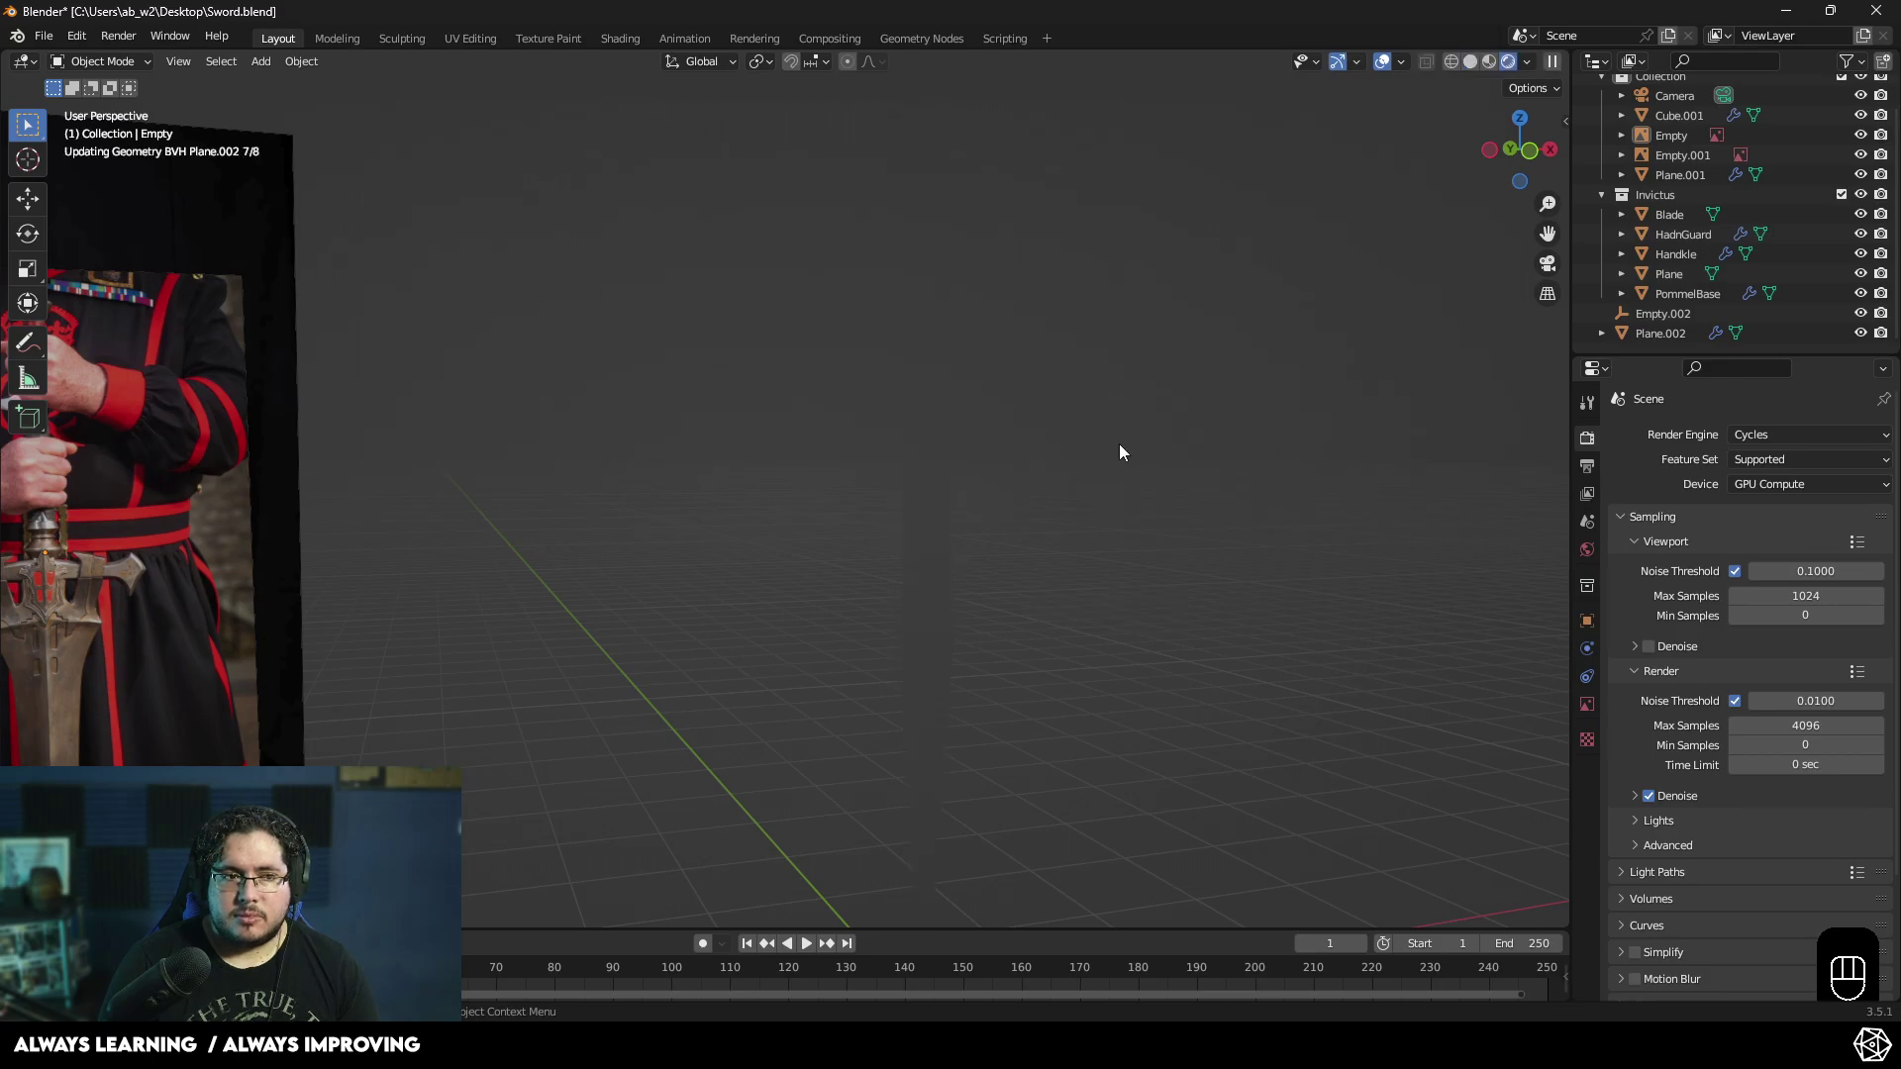
drag(1098, 495, 1090, 504)
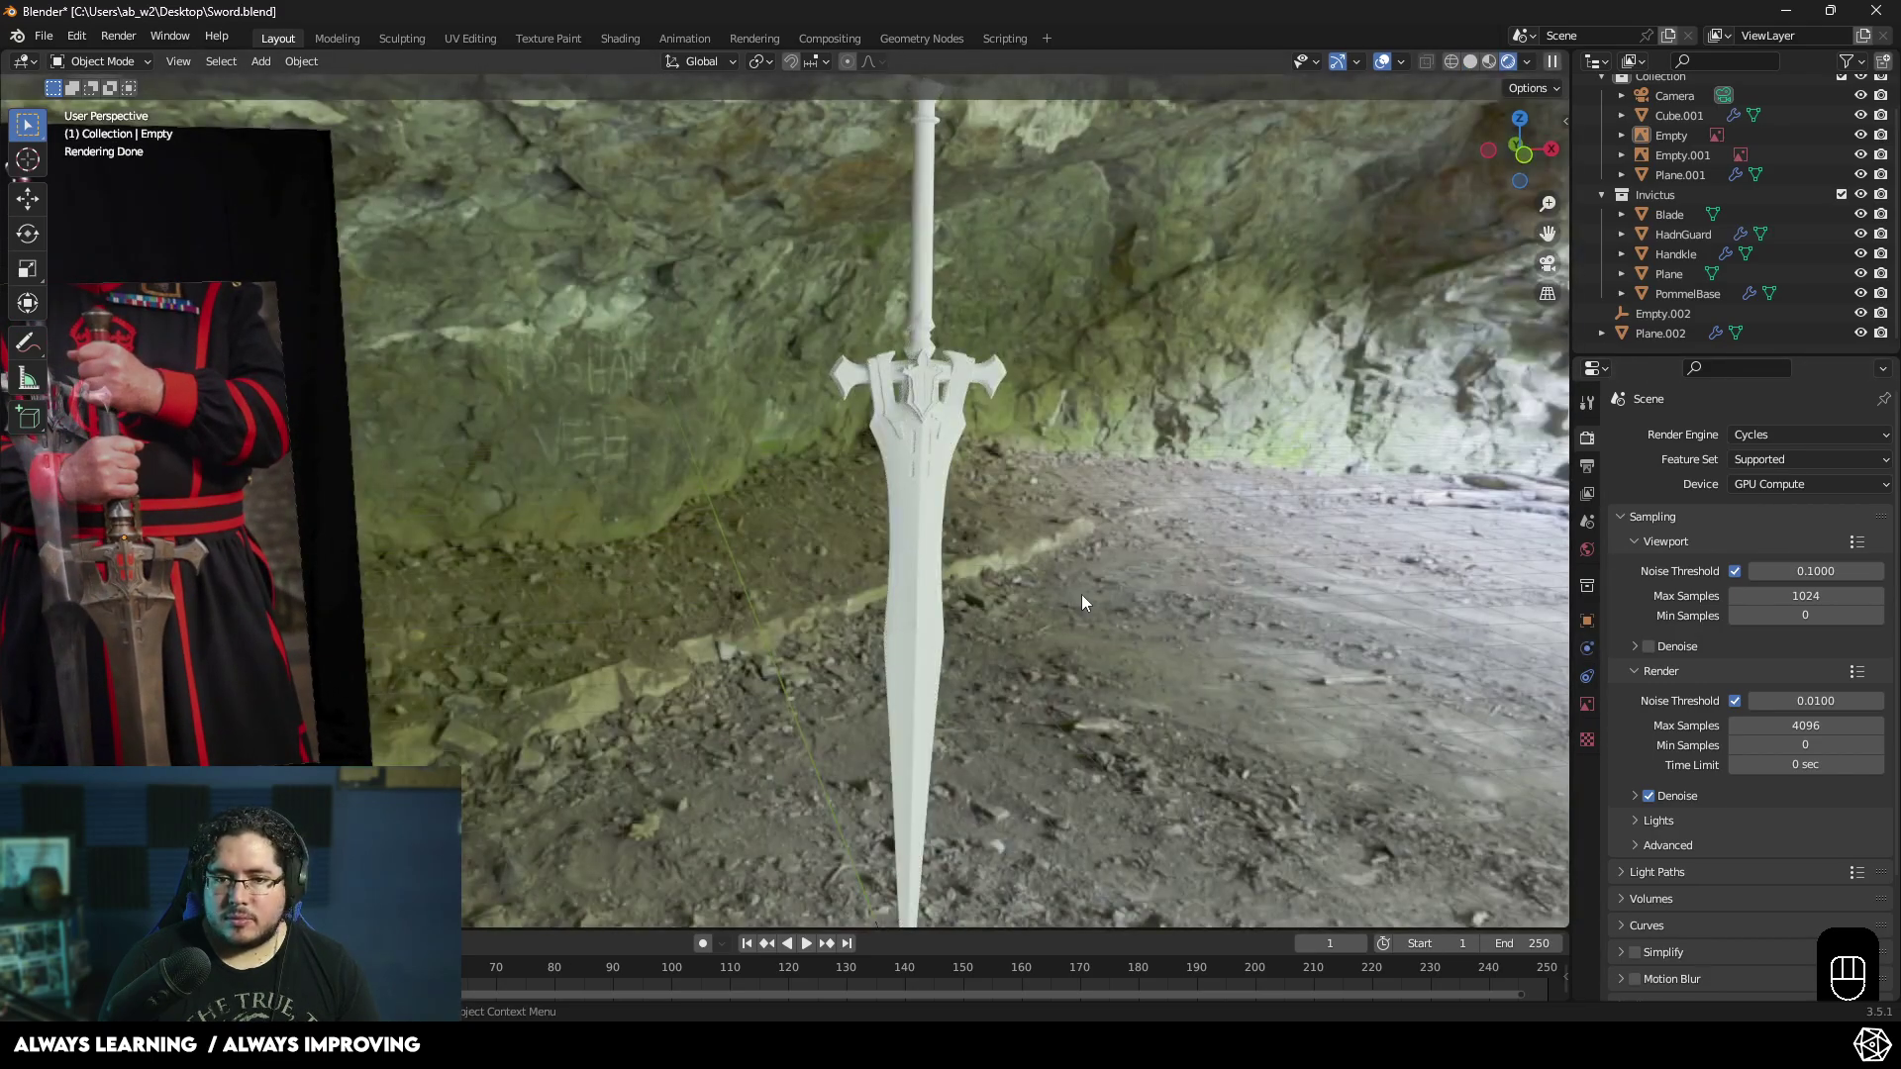
drag(1087, 600, 1068, 590)
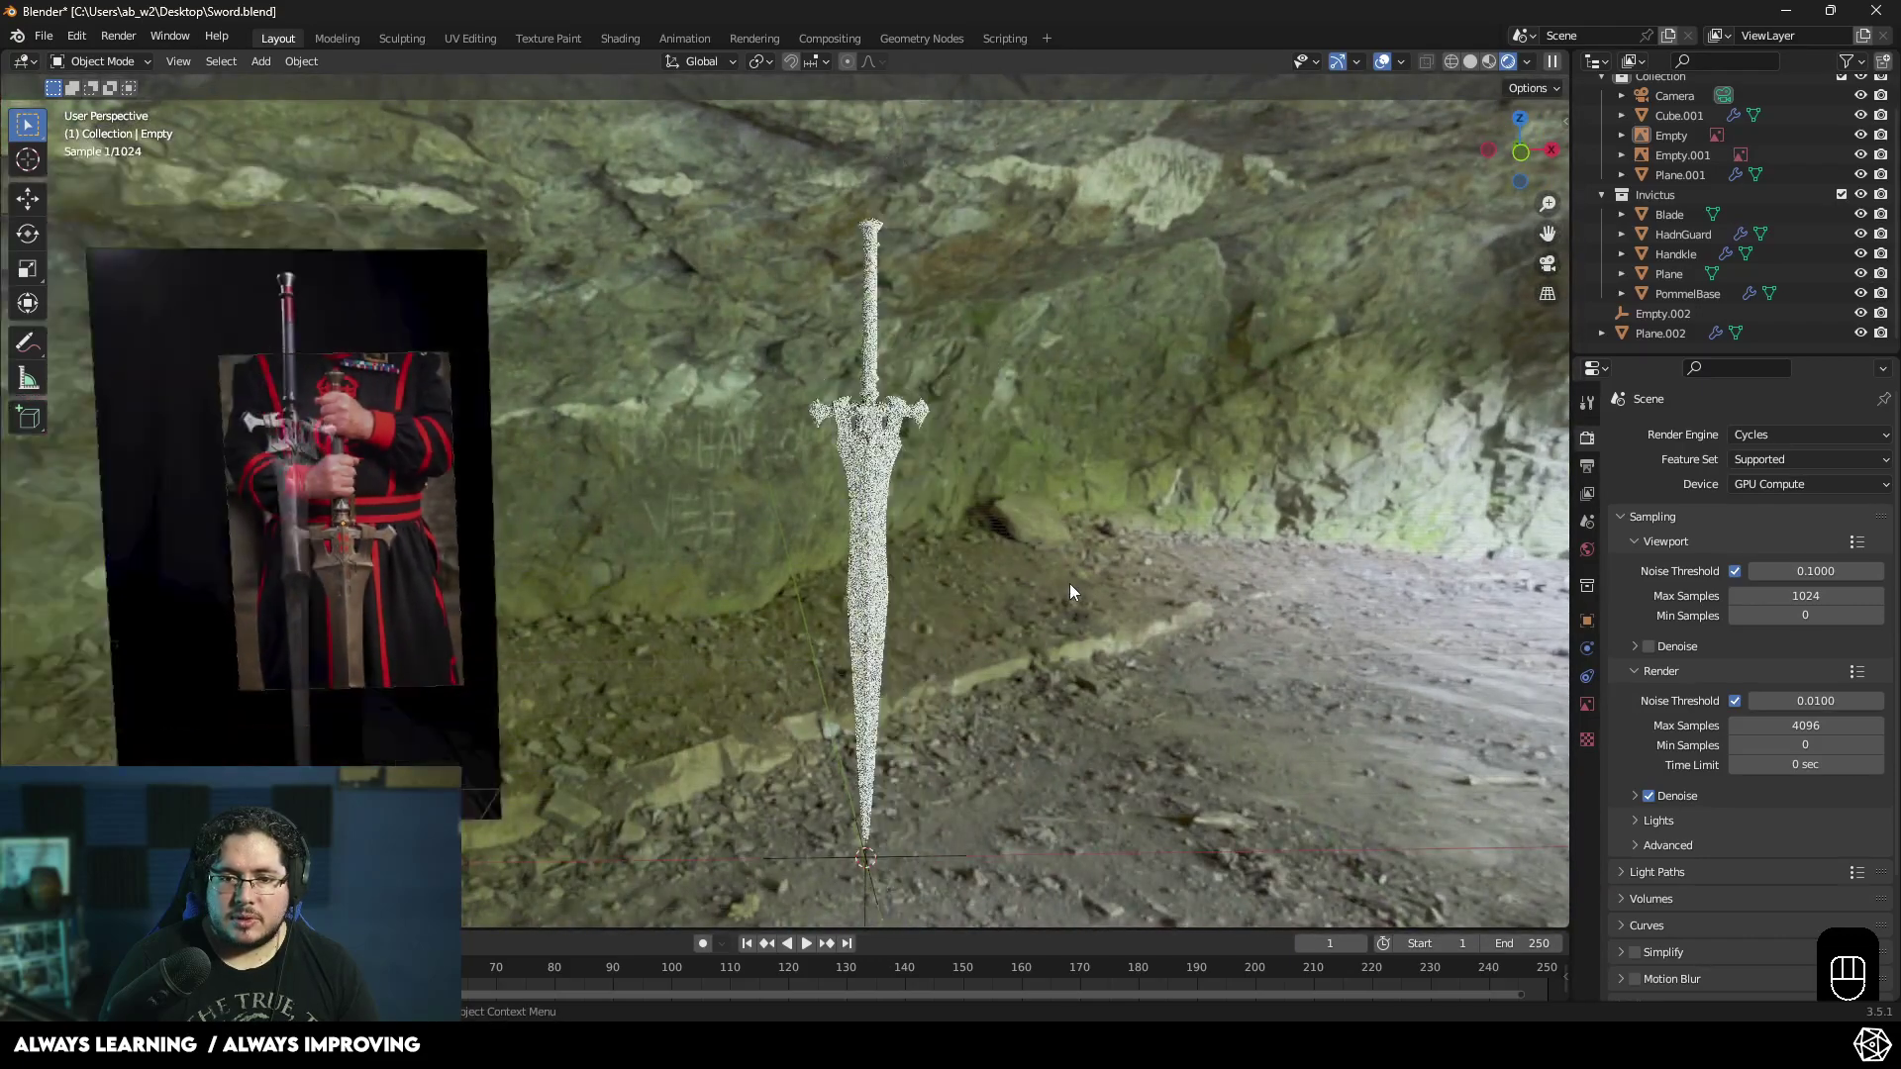
drag(1073, 407, 1046, 419)
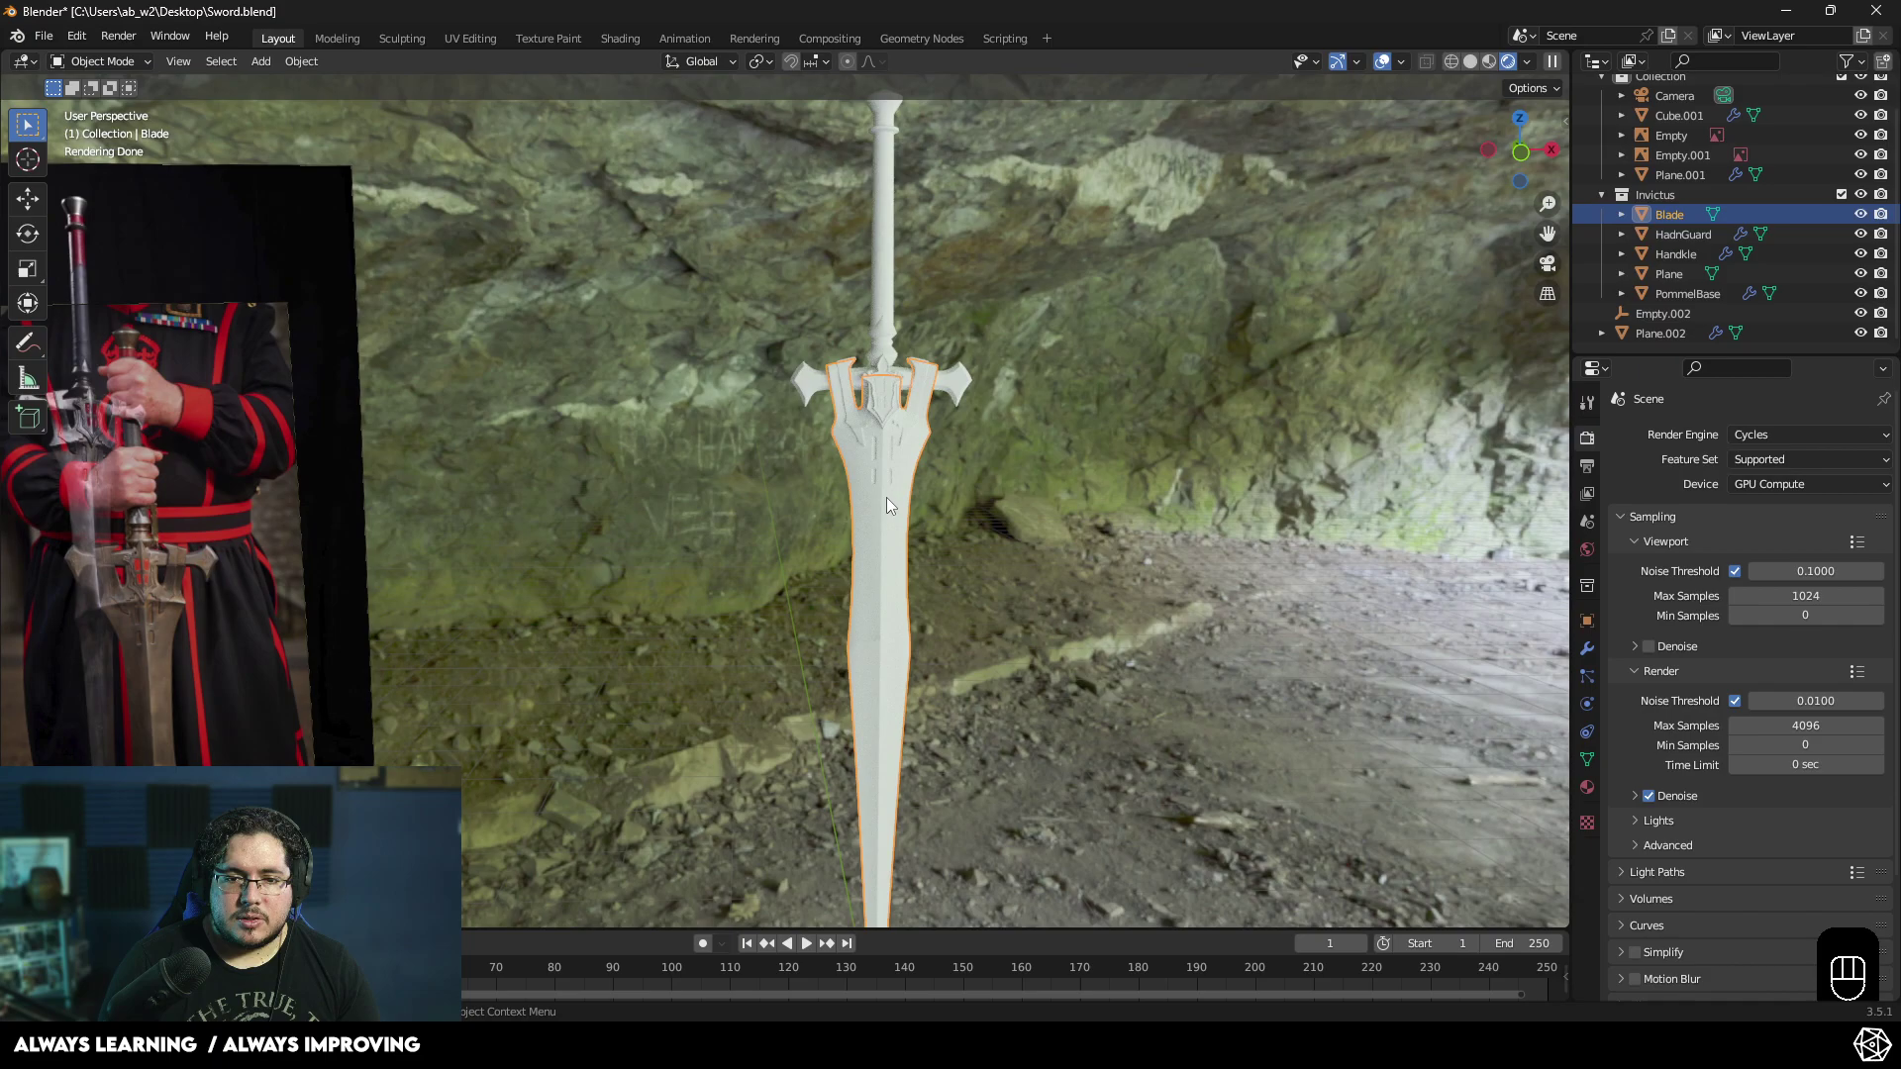
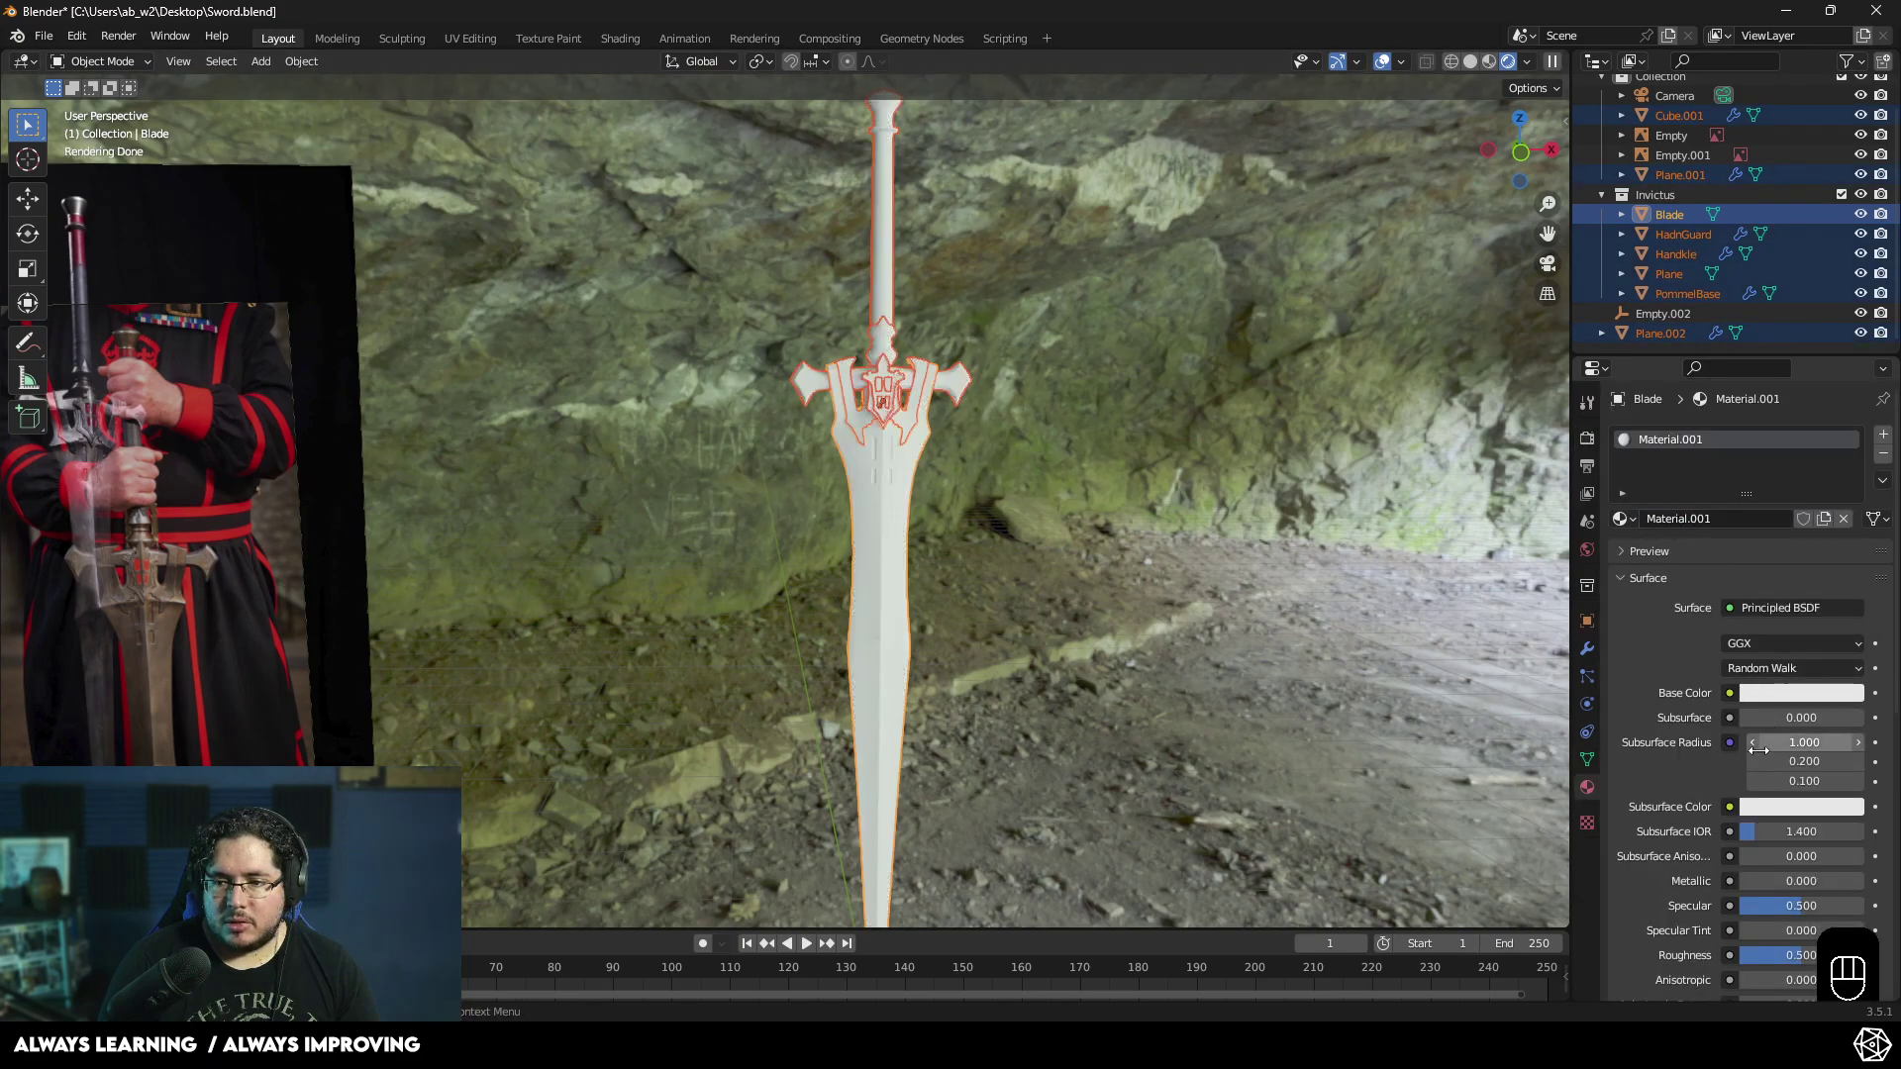
- Lower Material.001's Base Color value to dark grey and deselect to judge the result
drag(1755, 814, 1878, 807)
click(1795, 616)
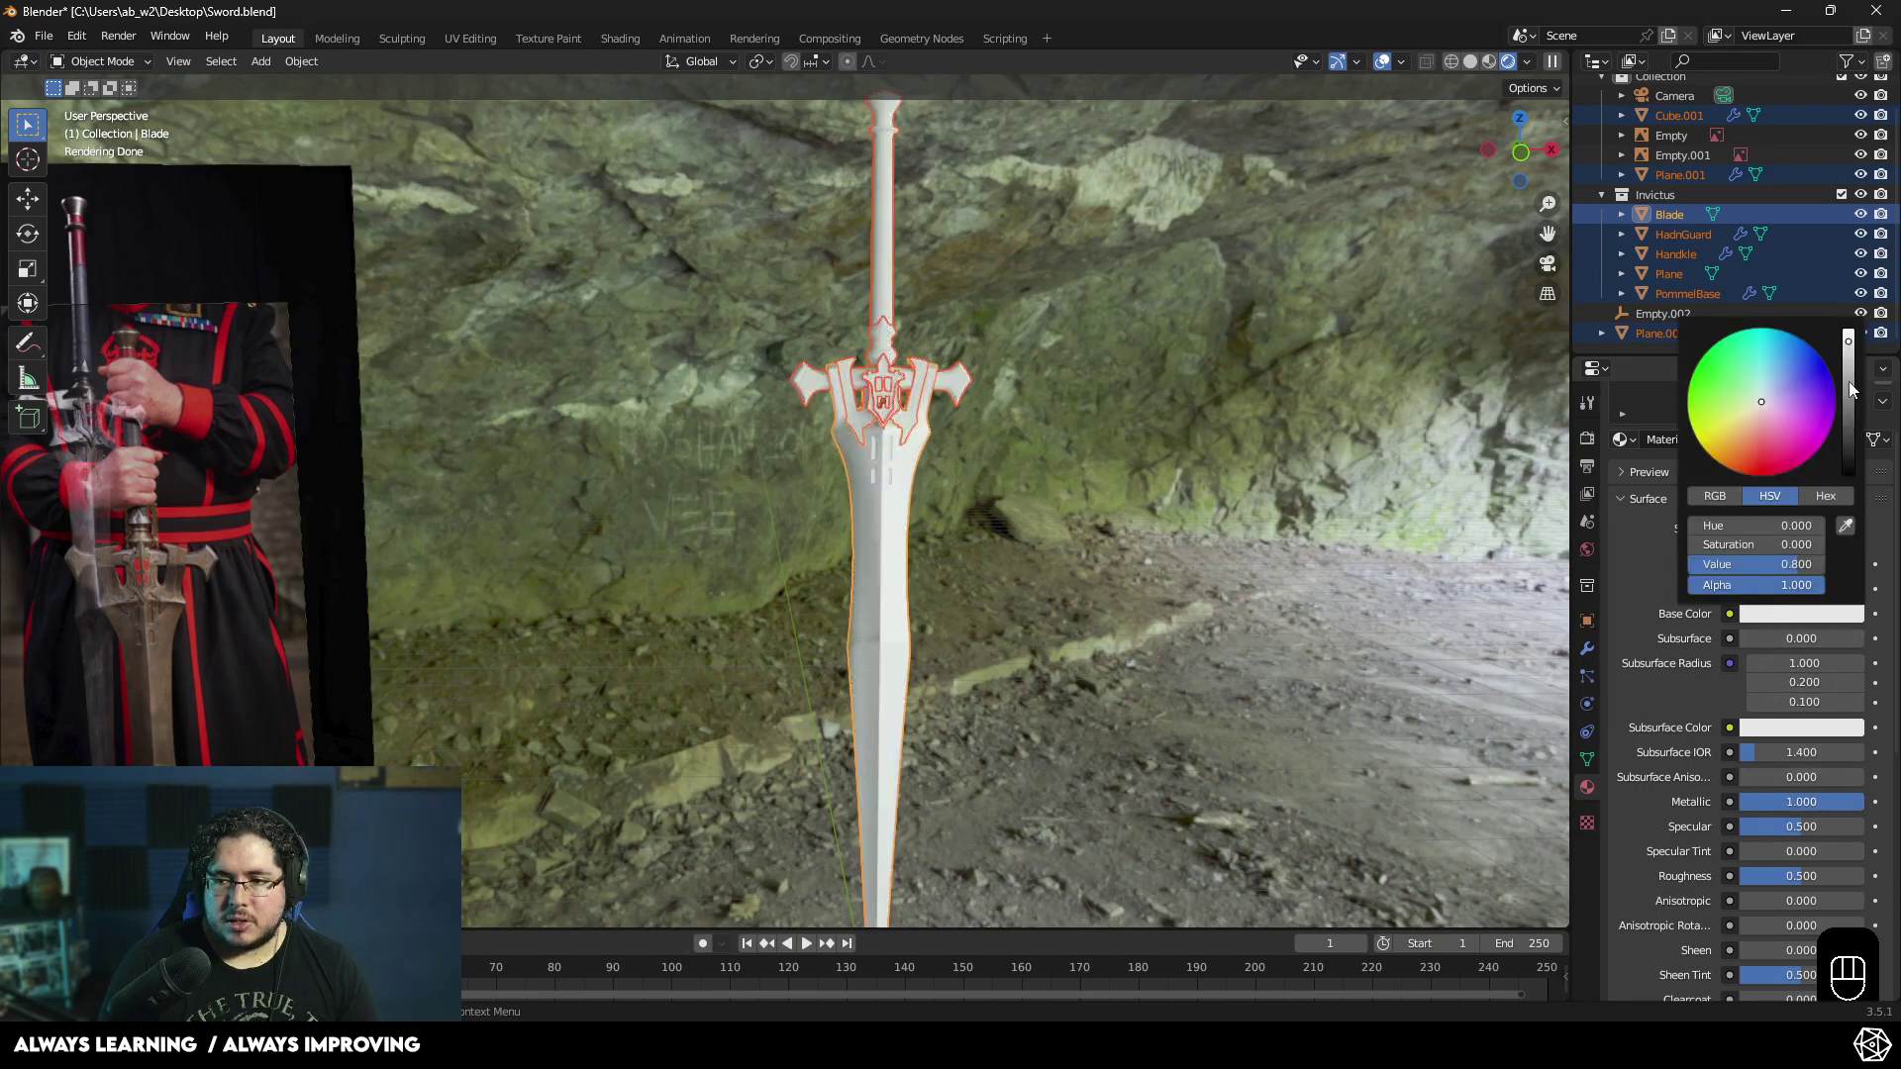
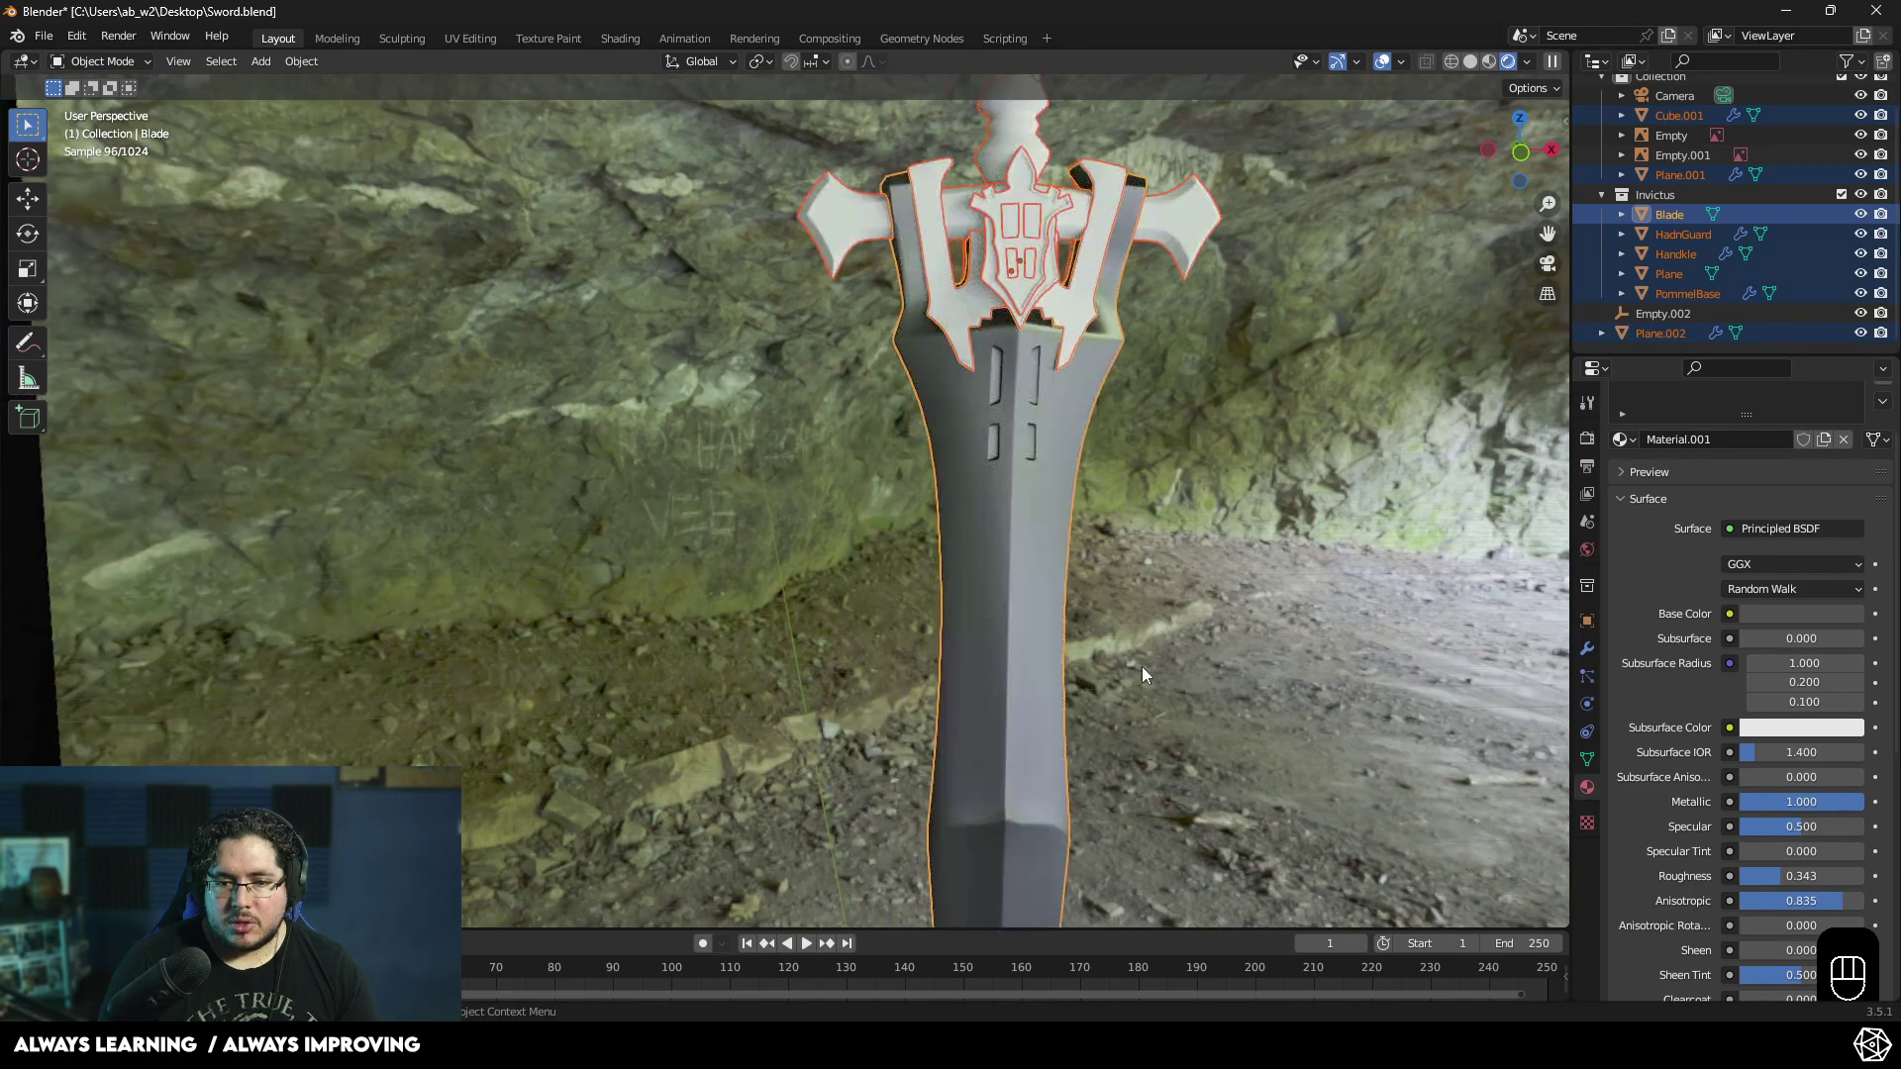
middle_click(1194, 610)
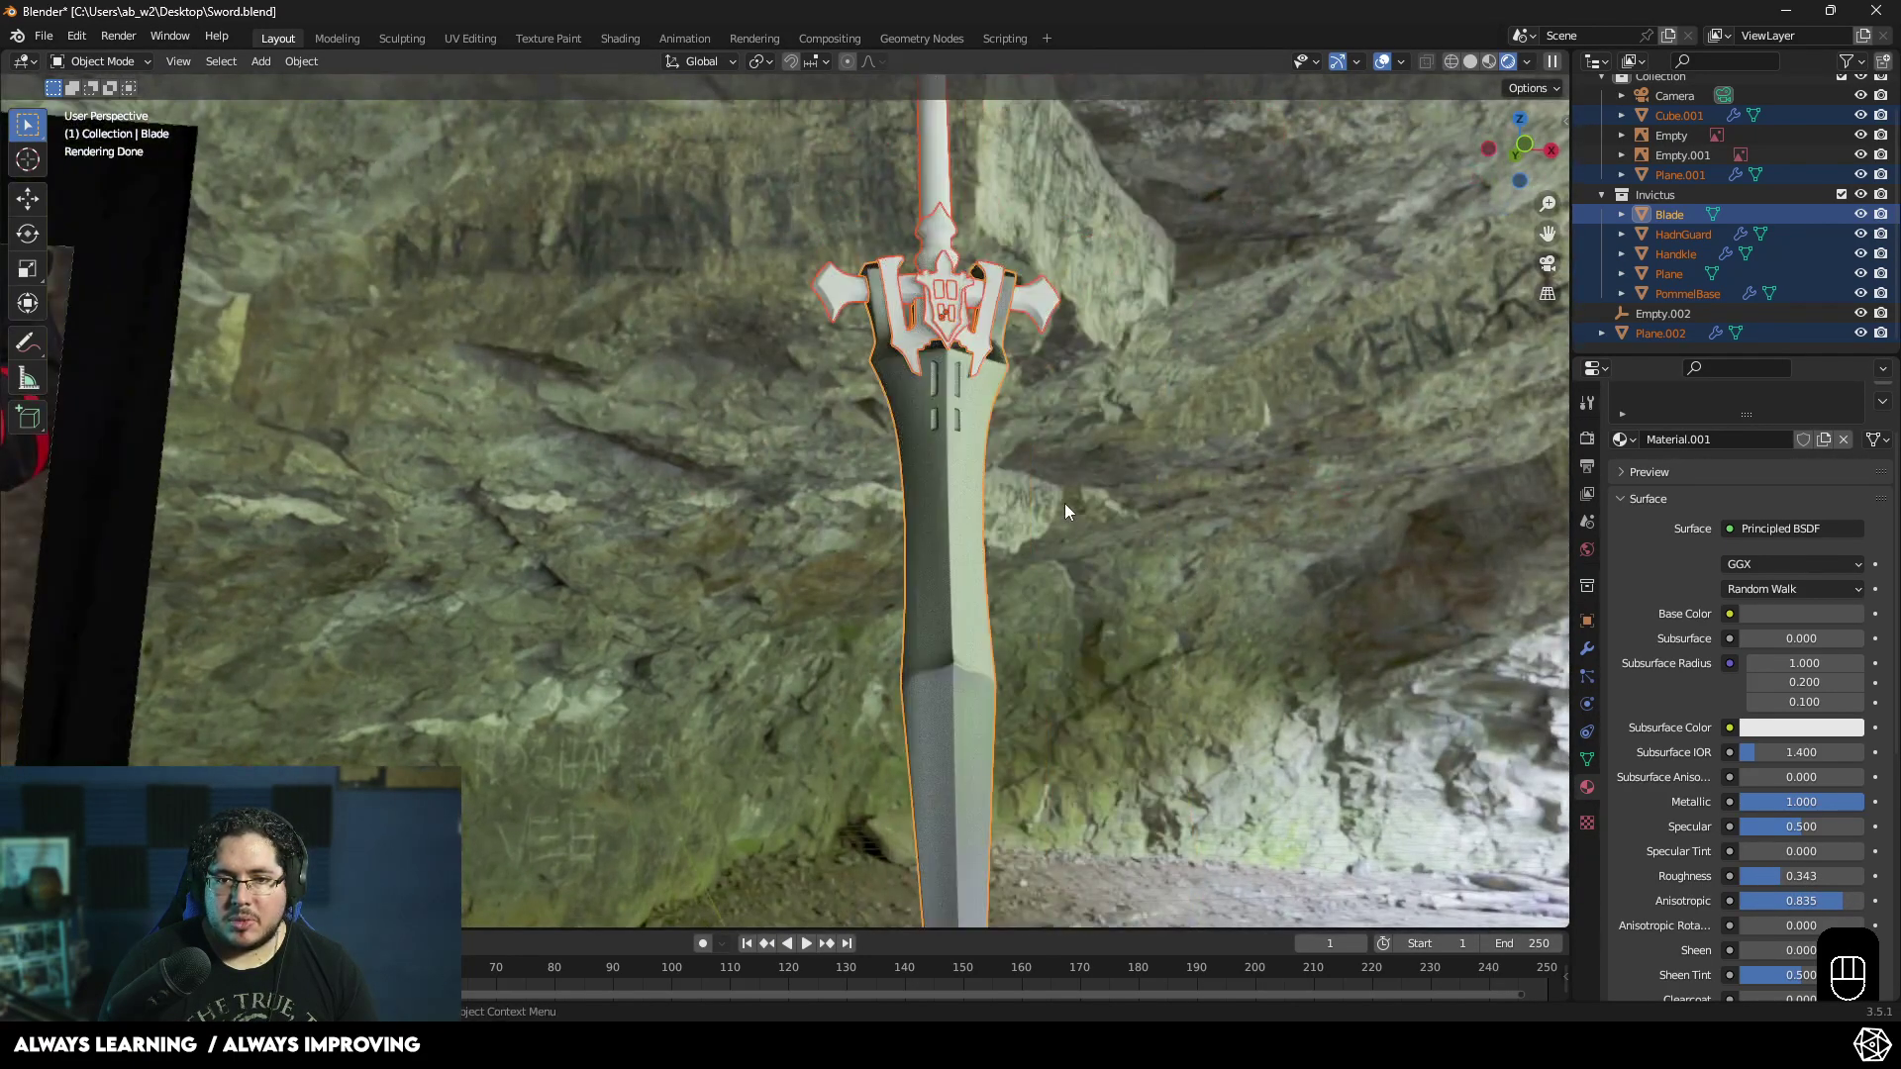
drag(1017, 558, 993, 606)
click(1117, 544)
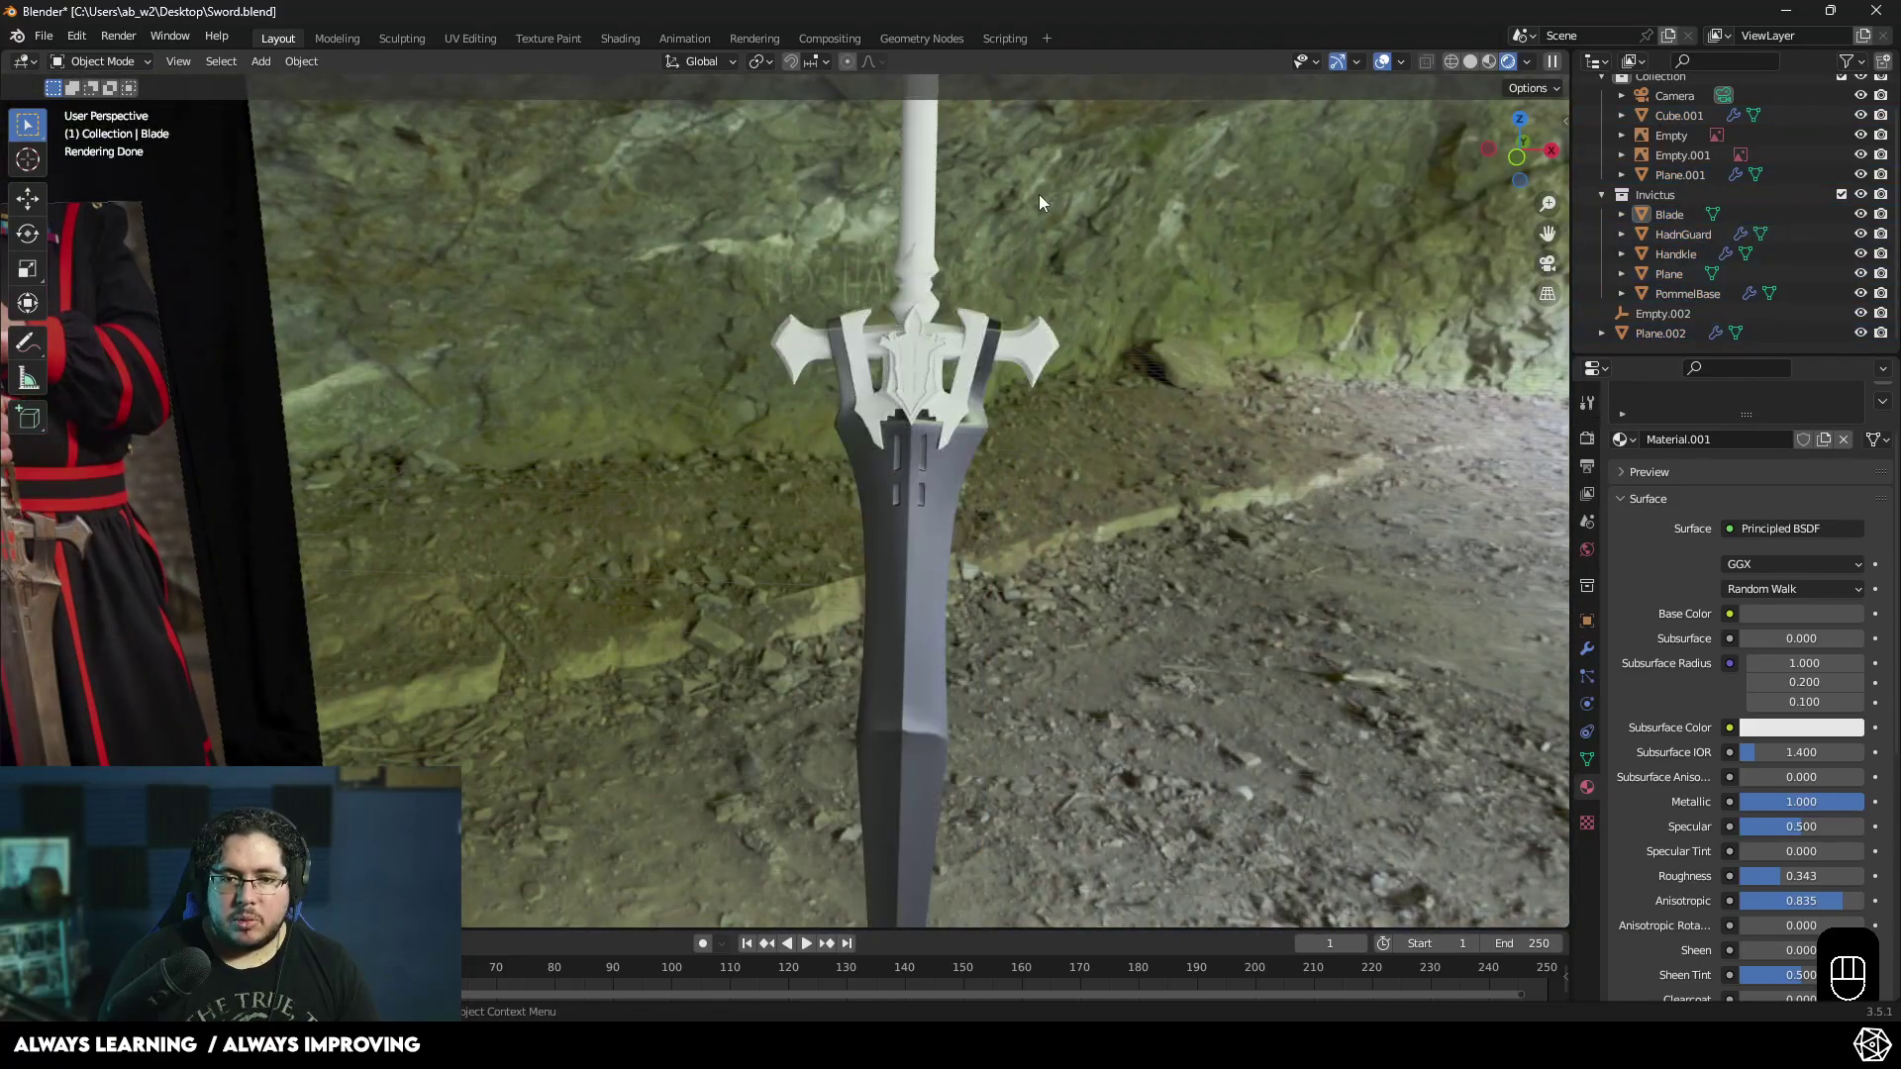
- Select the HandGuard and Plane cross guard pieces together
drag(1047, 197, 983, 237)
drag(877, 335, 826, 407)
click(915, 518)
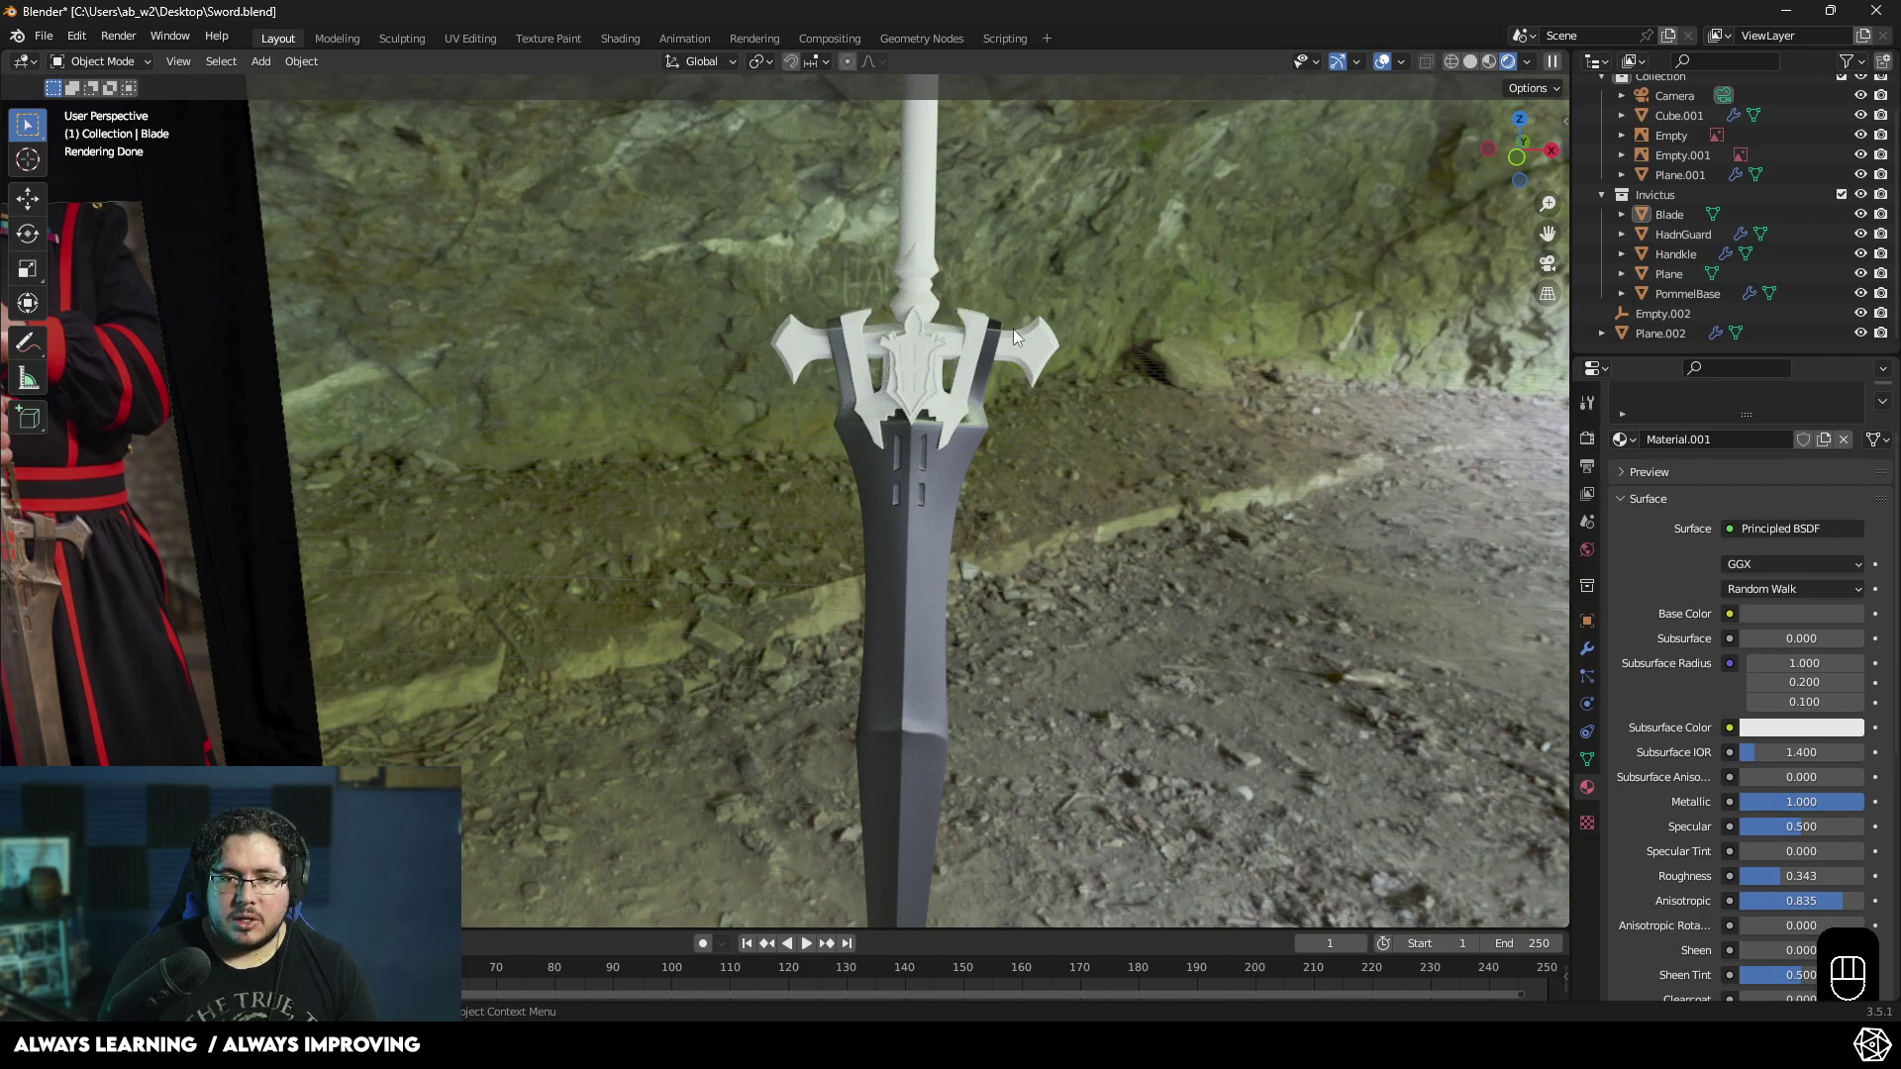
click(1033, 344)
click(974, 320)
drag(1000, 365, 943, 438)
middle_click(1020, 400)
- In material preview shading, link the dark Material.001 from the blade to the guard pieces
key(z)
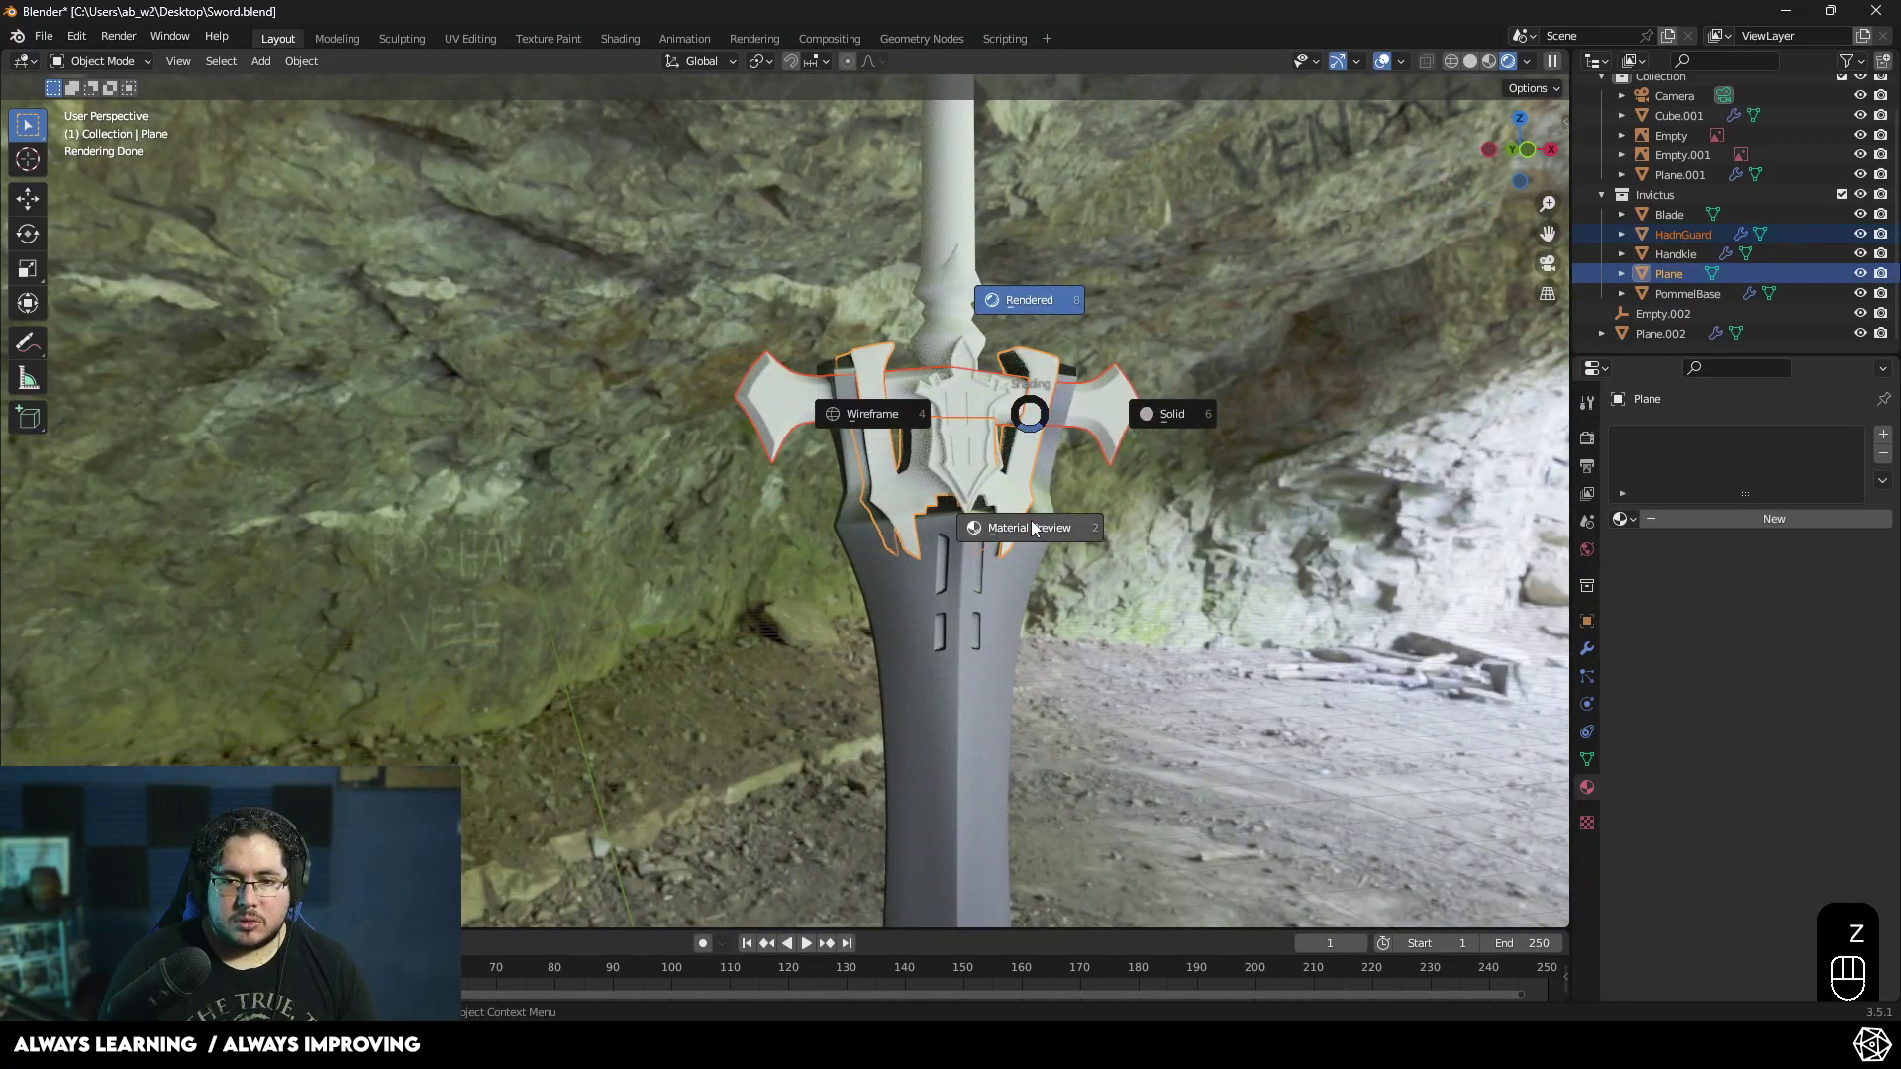
drag(1002, 537, 963, 548)
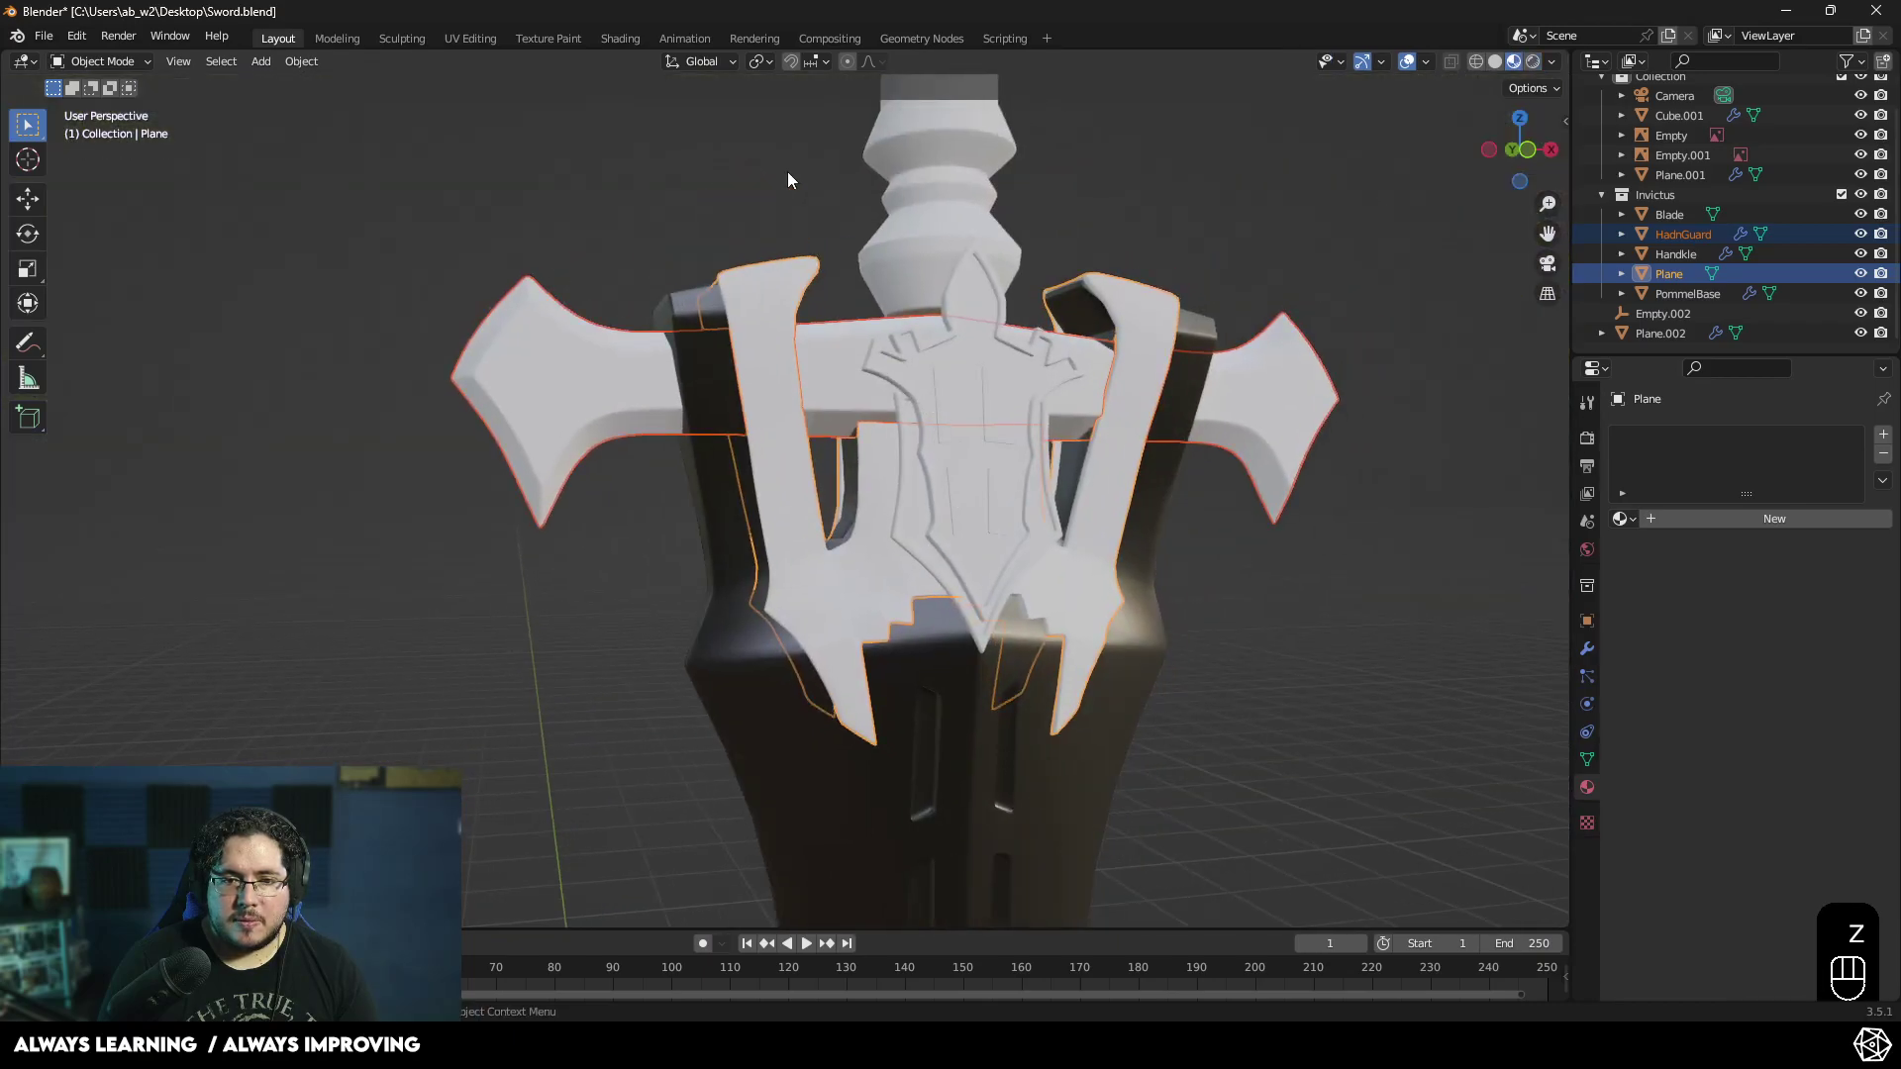
drag(1284, 393, 1205, 368)
click(1131, 319)
click(1064, 382)
click(905, 525)
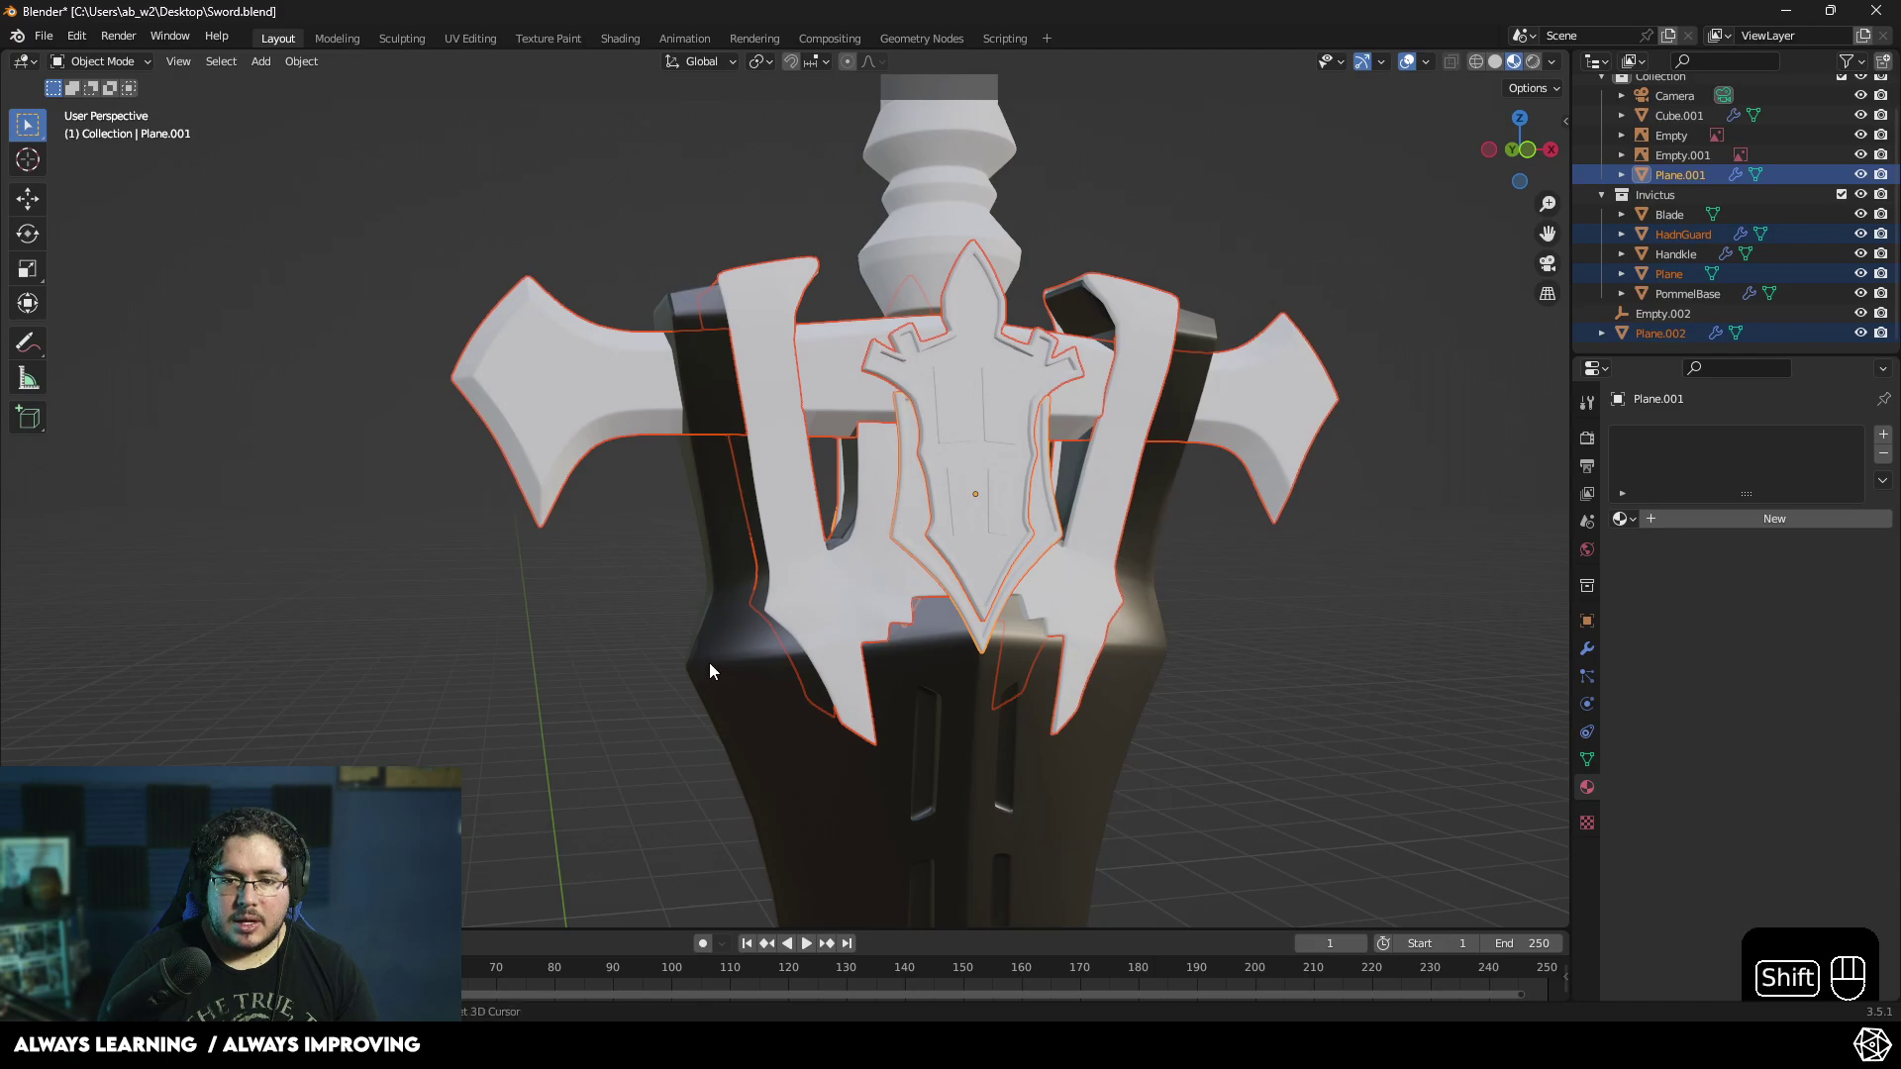
drag(311, 63, 574, 580)
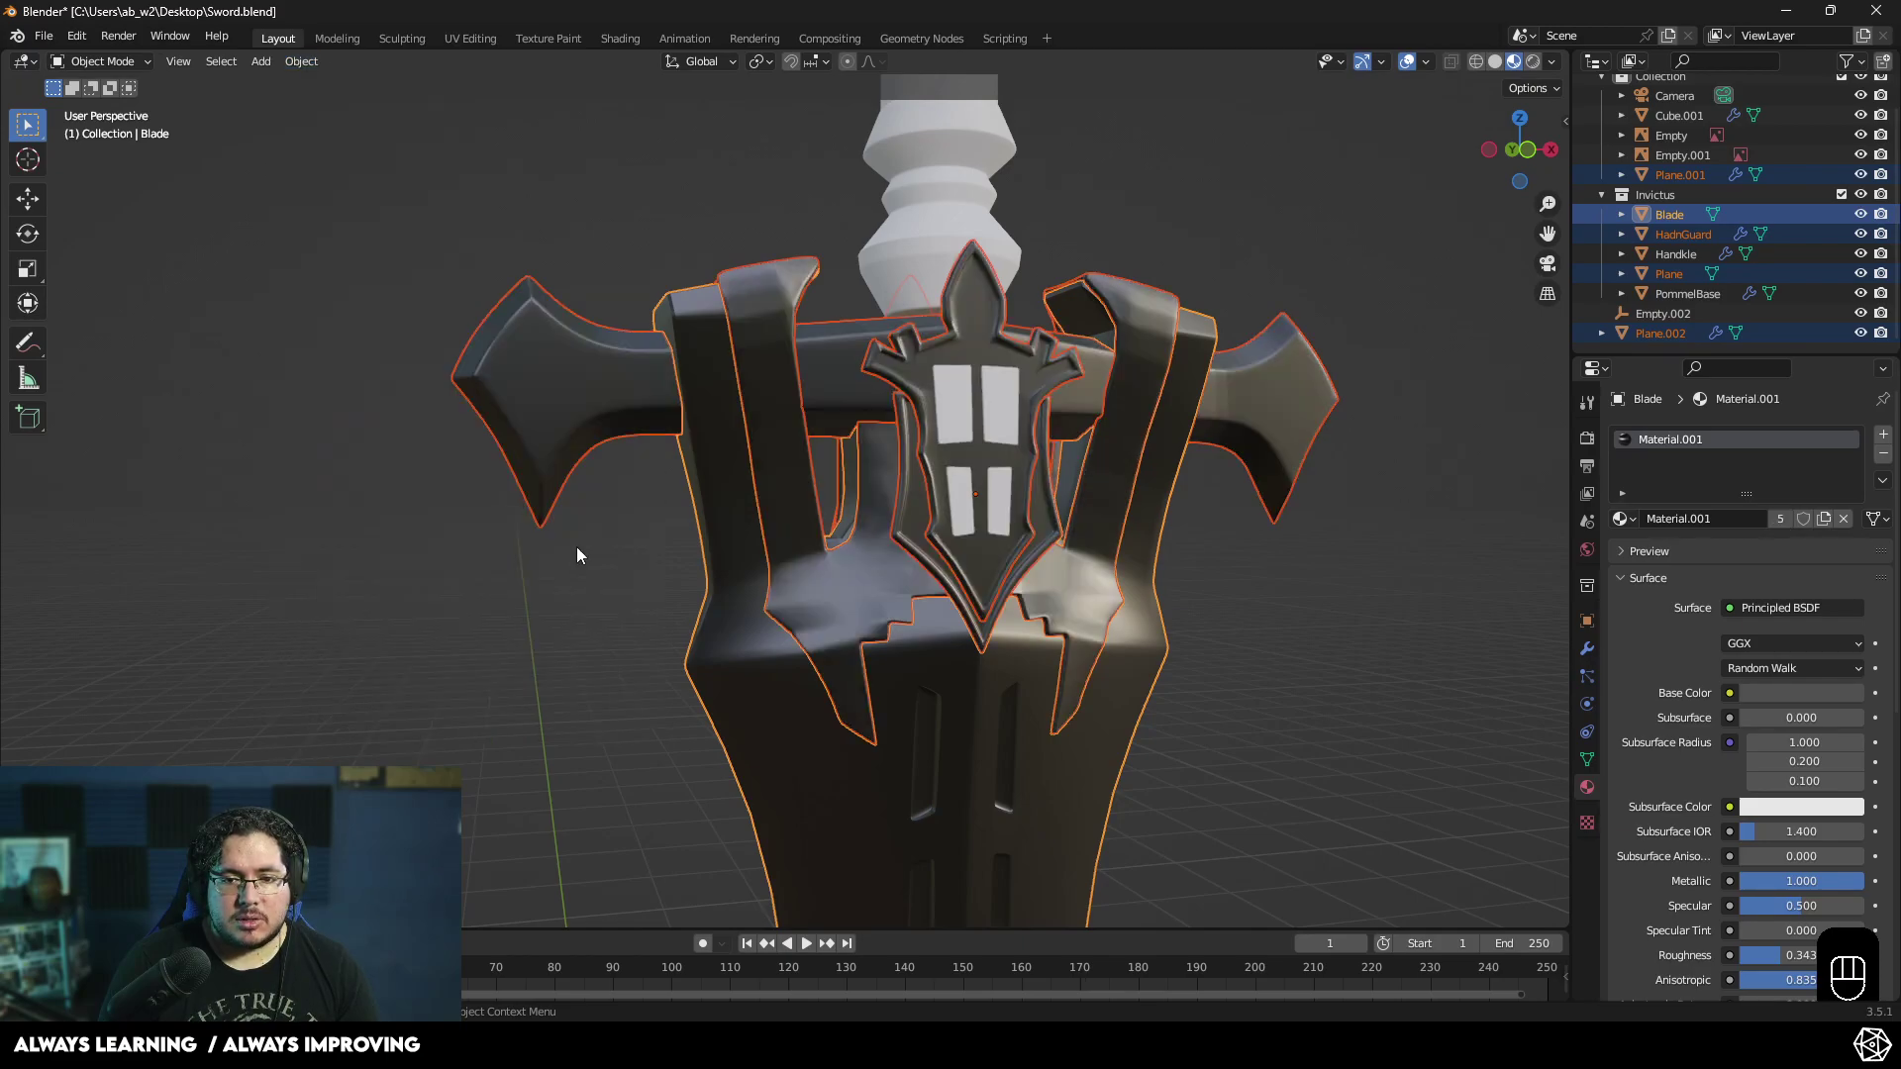
- Give the Cube.001 emblem inserts a new red Material.002 and return to the rendered preview
click(551, 630)
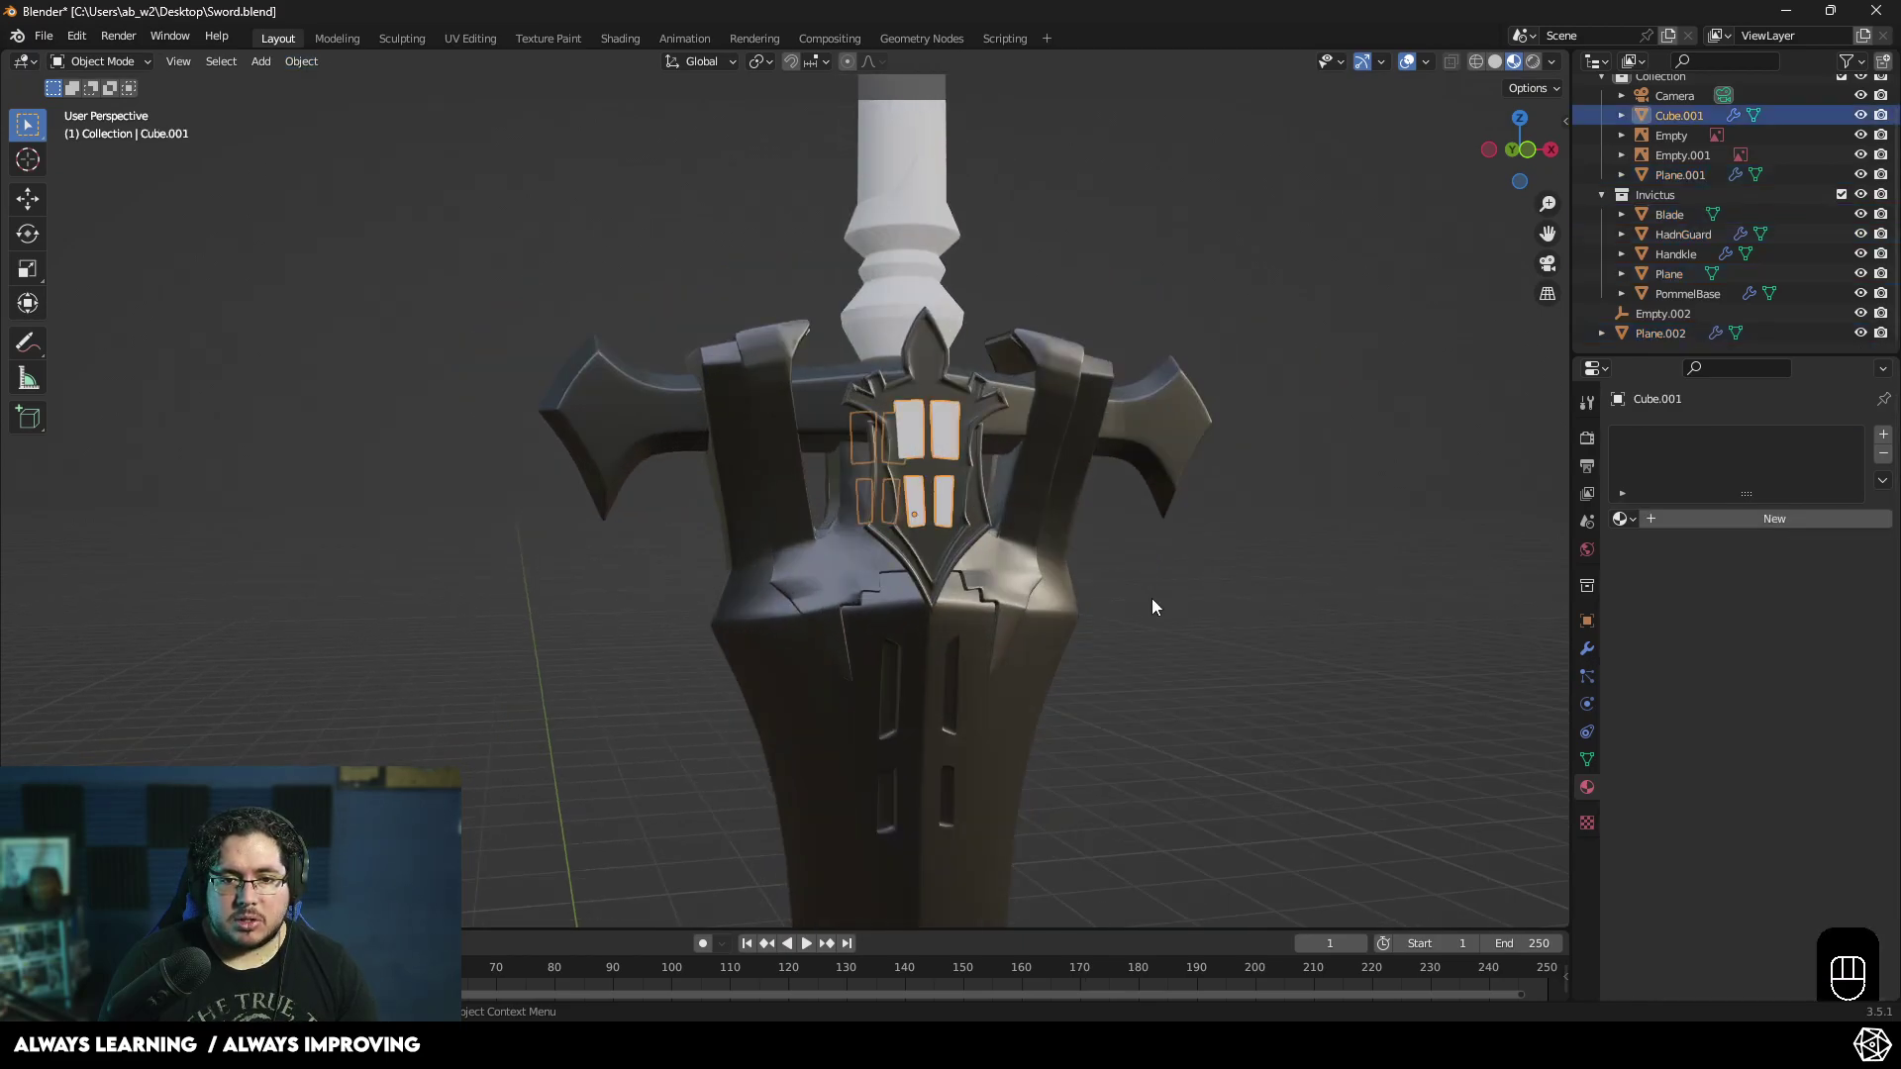
drag(1634, 519, 1683, 523)
click(1688, 528)
click(1804, 704)
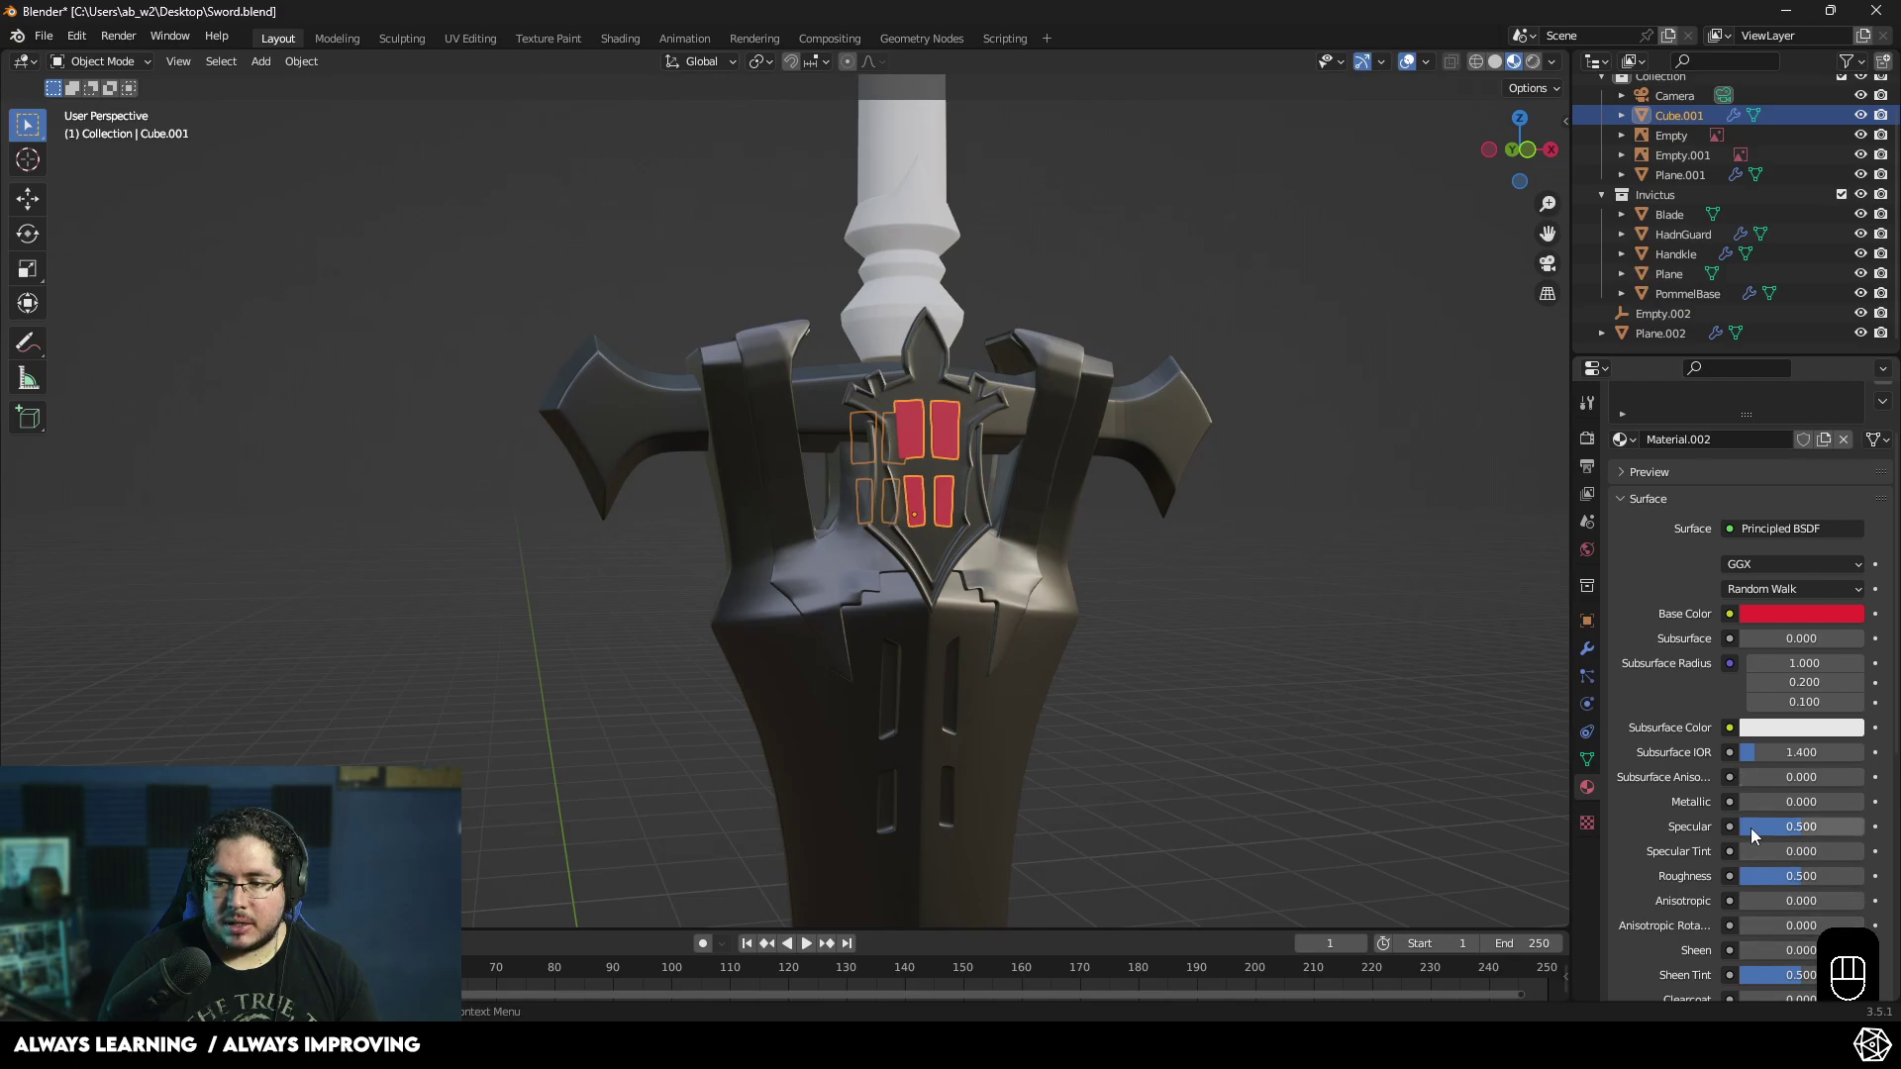
drag(1762, 811, 1795, 780)
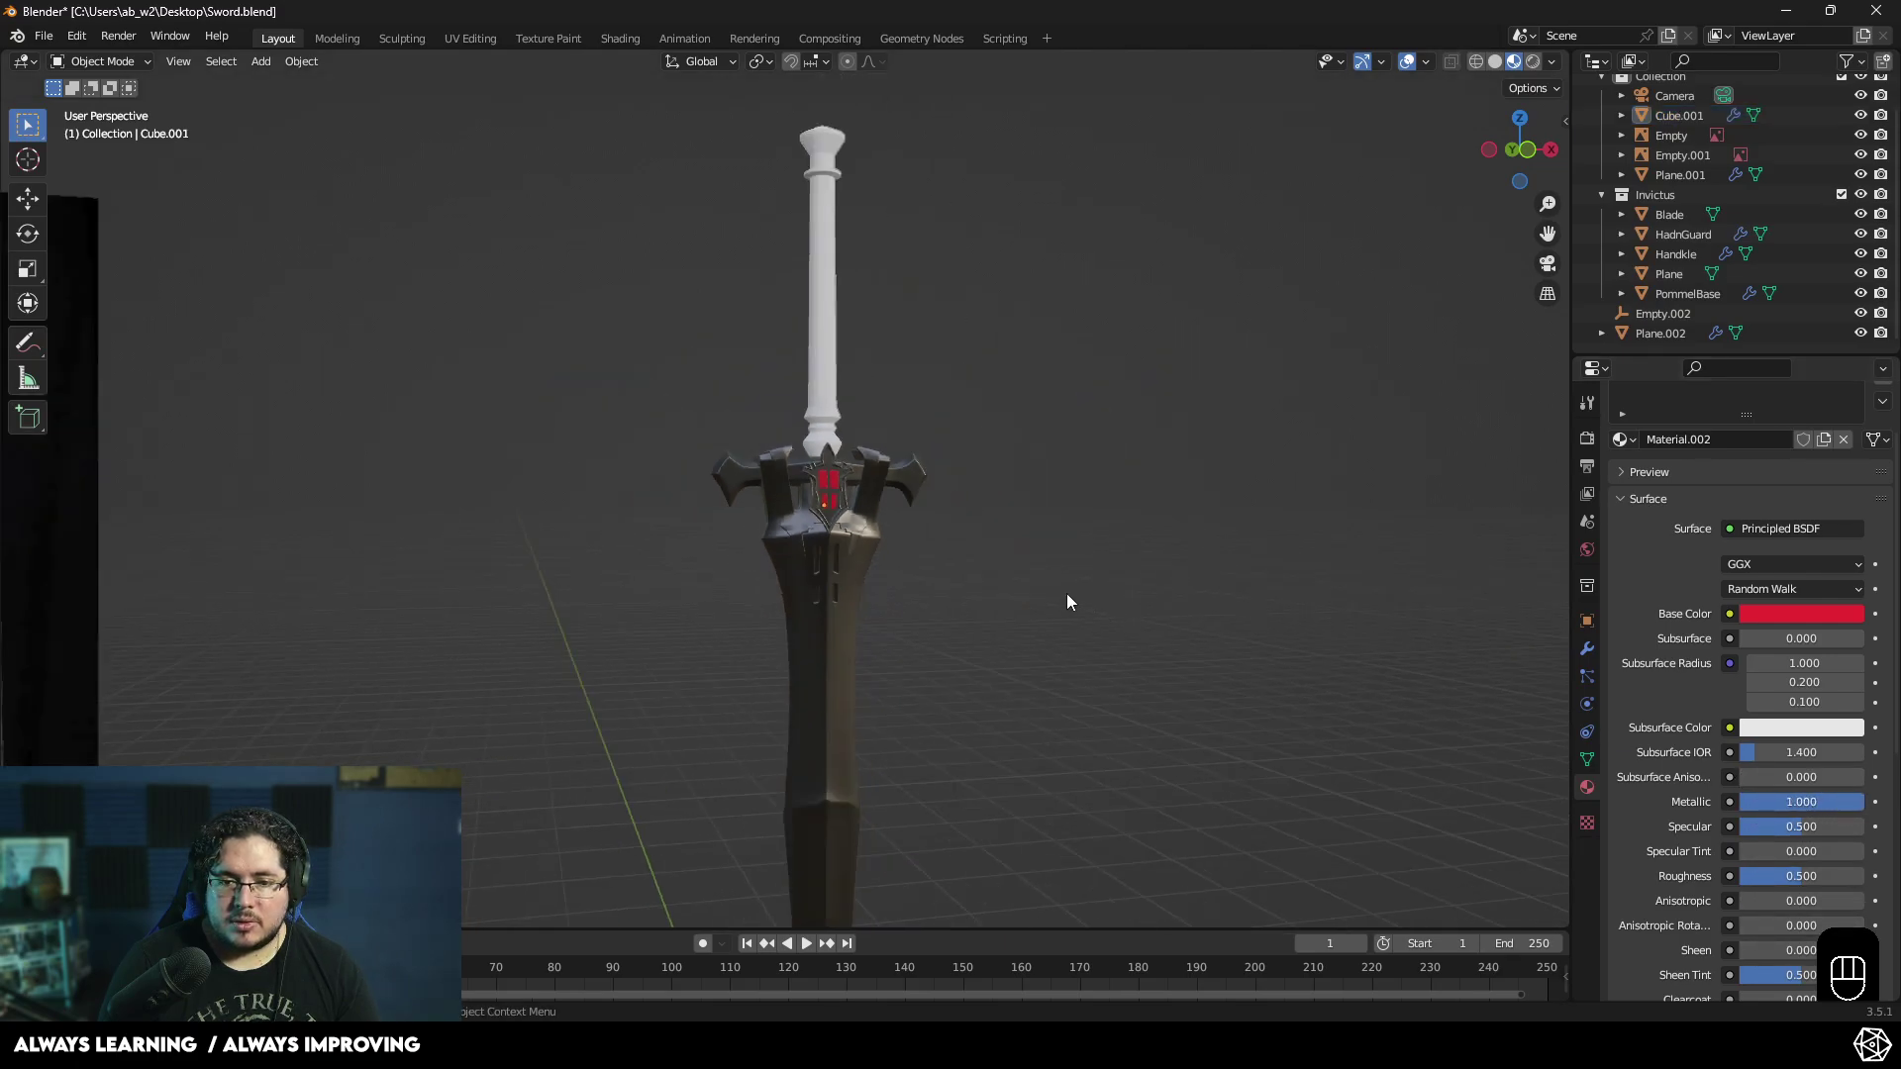
key(z)
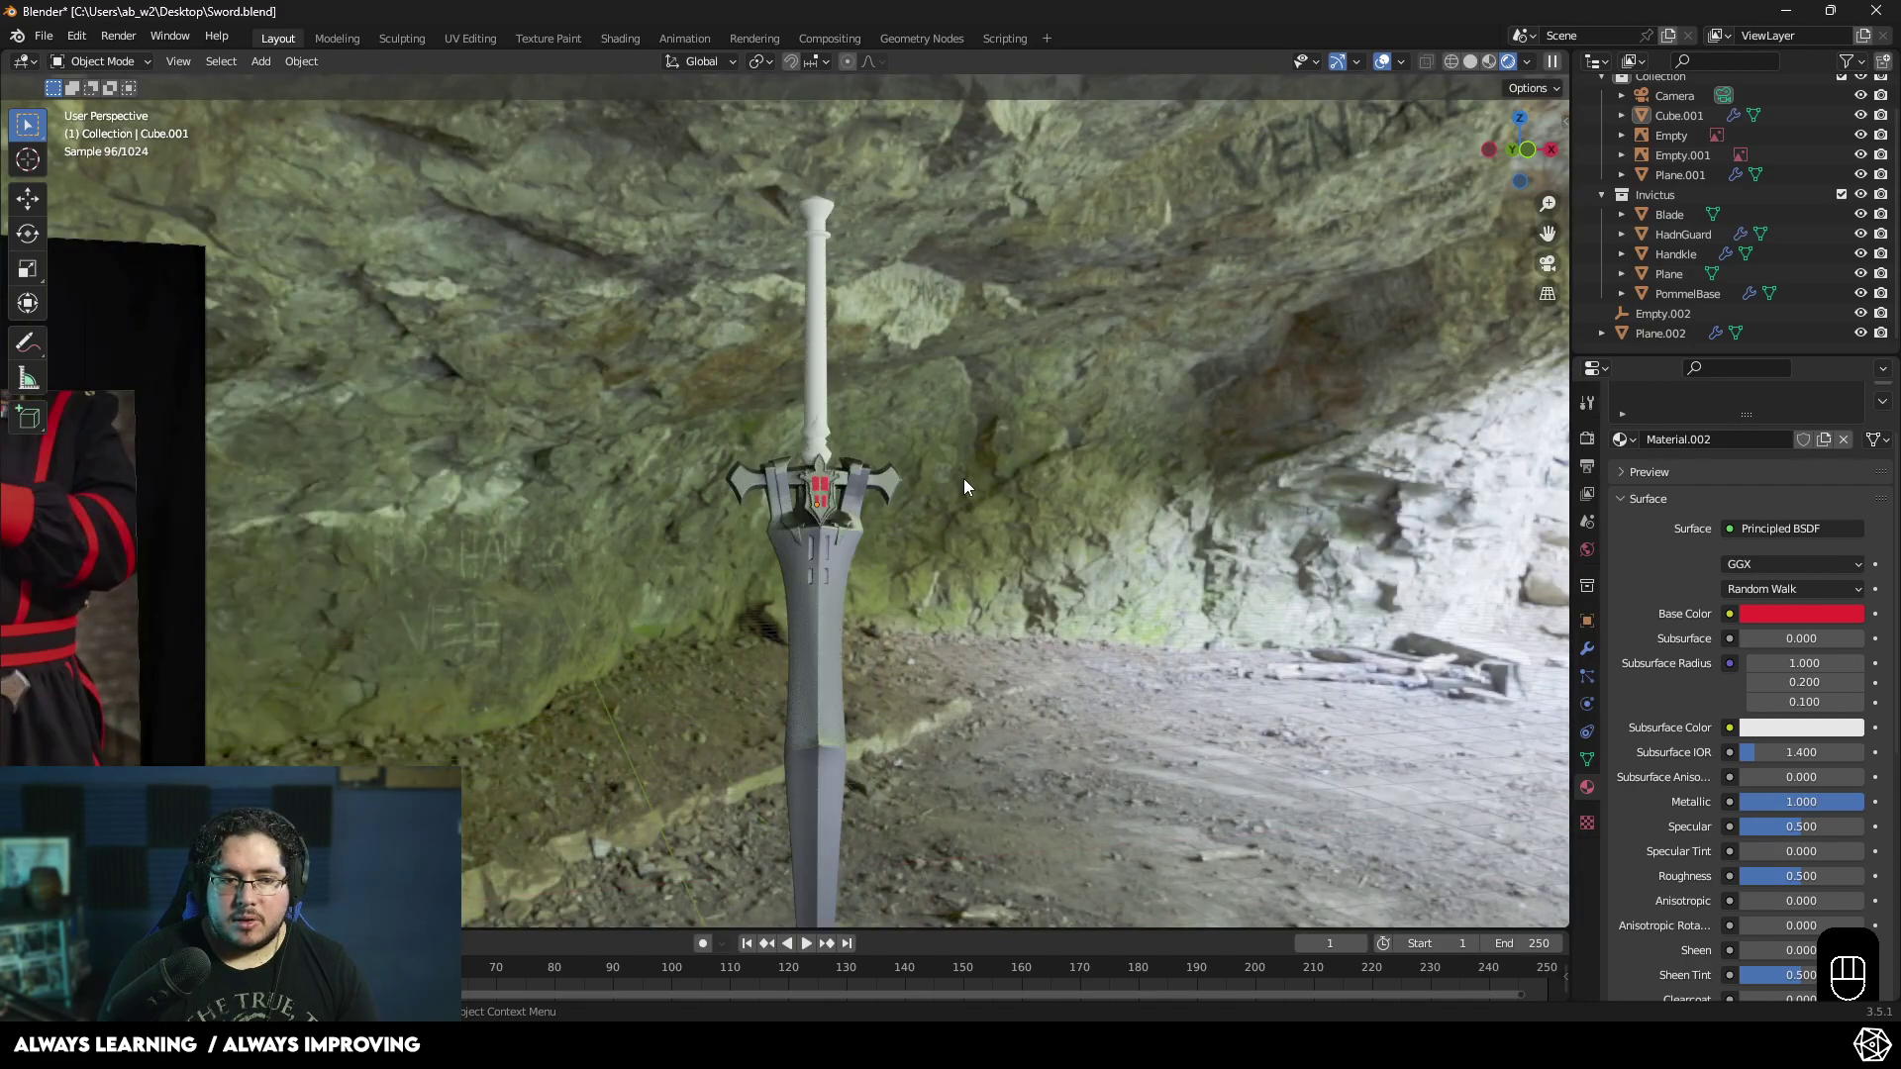
- Assign the red material slot to the band of faces just below the pommel
click(813, 285)
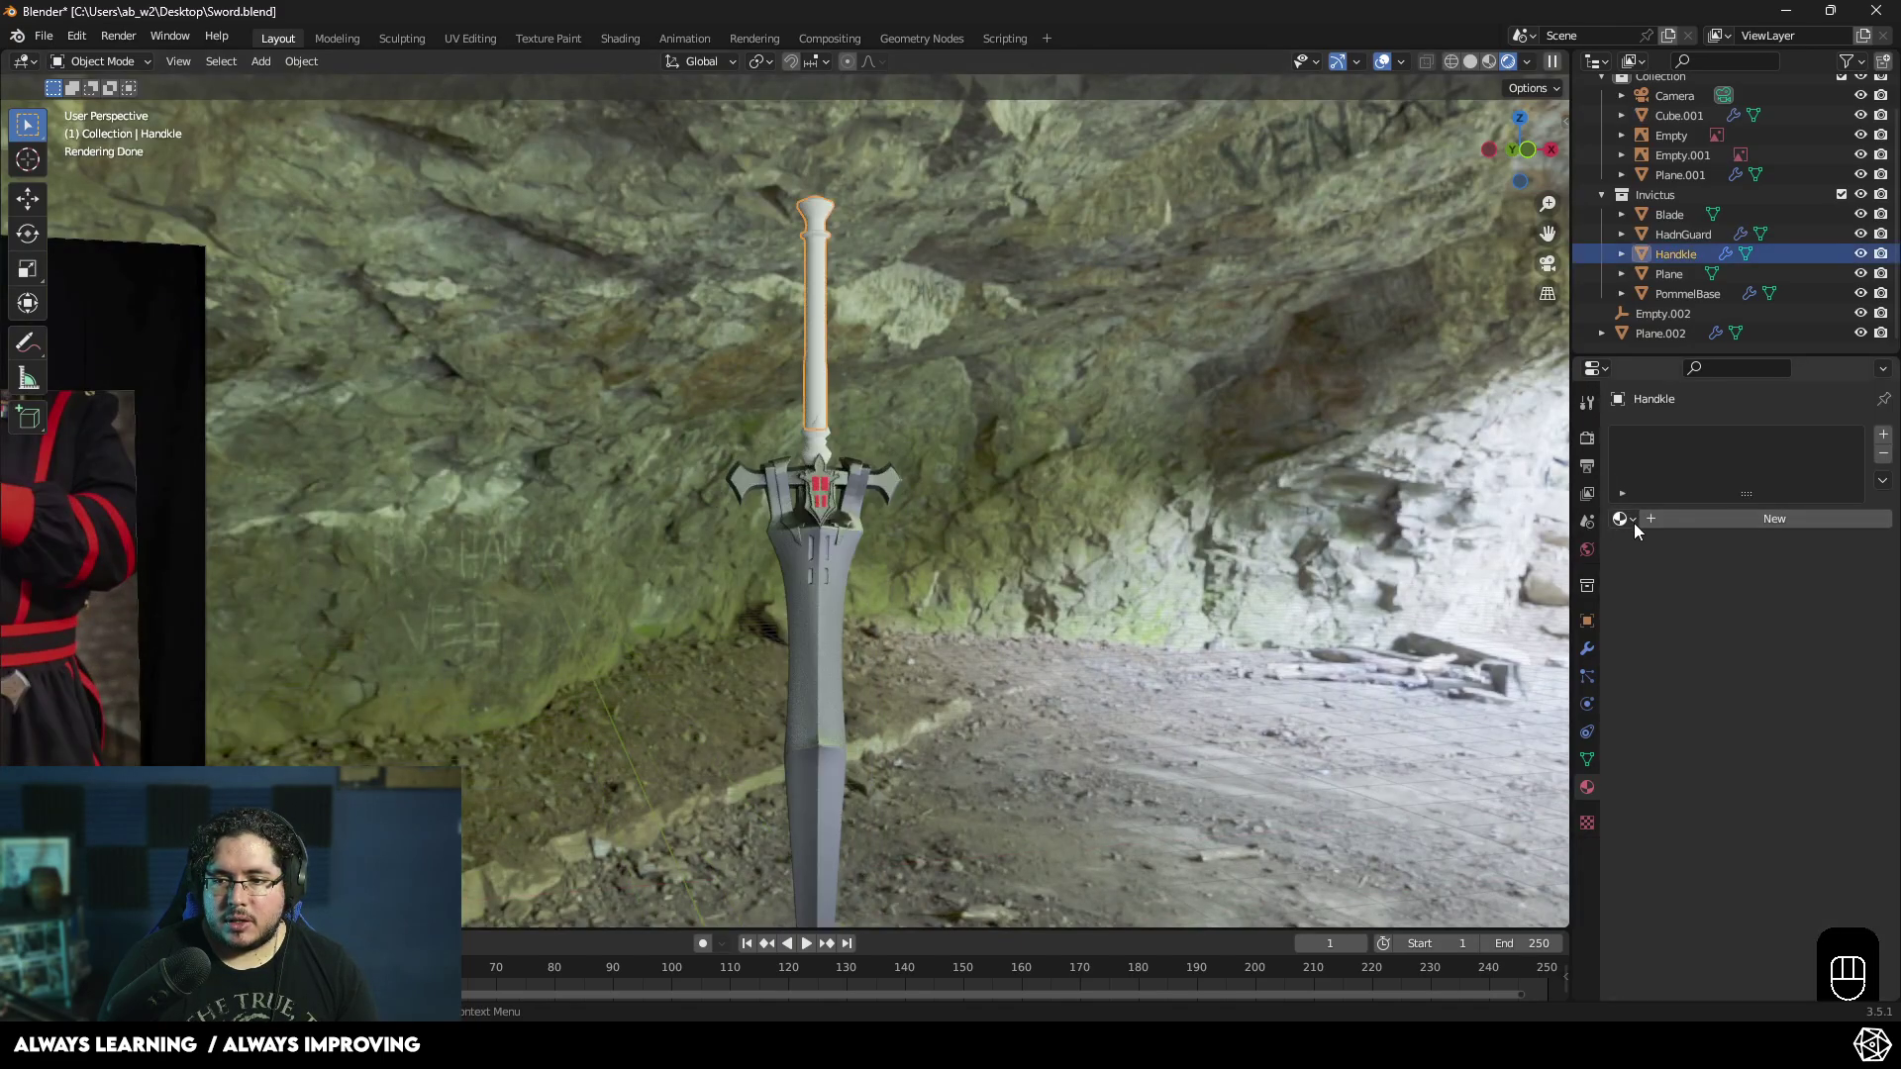
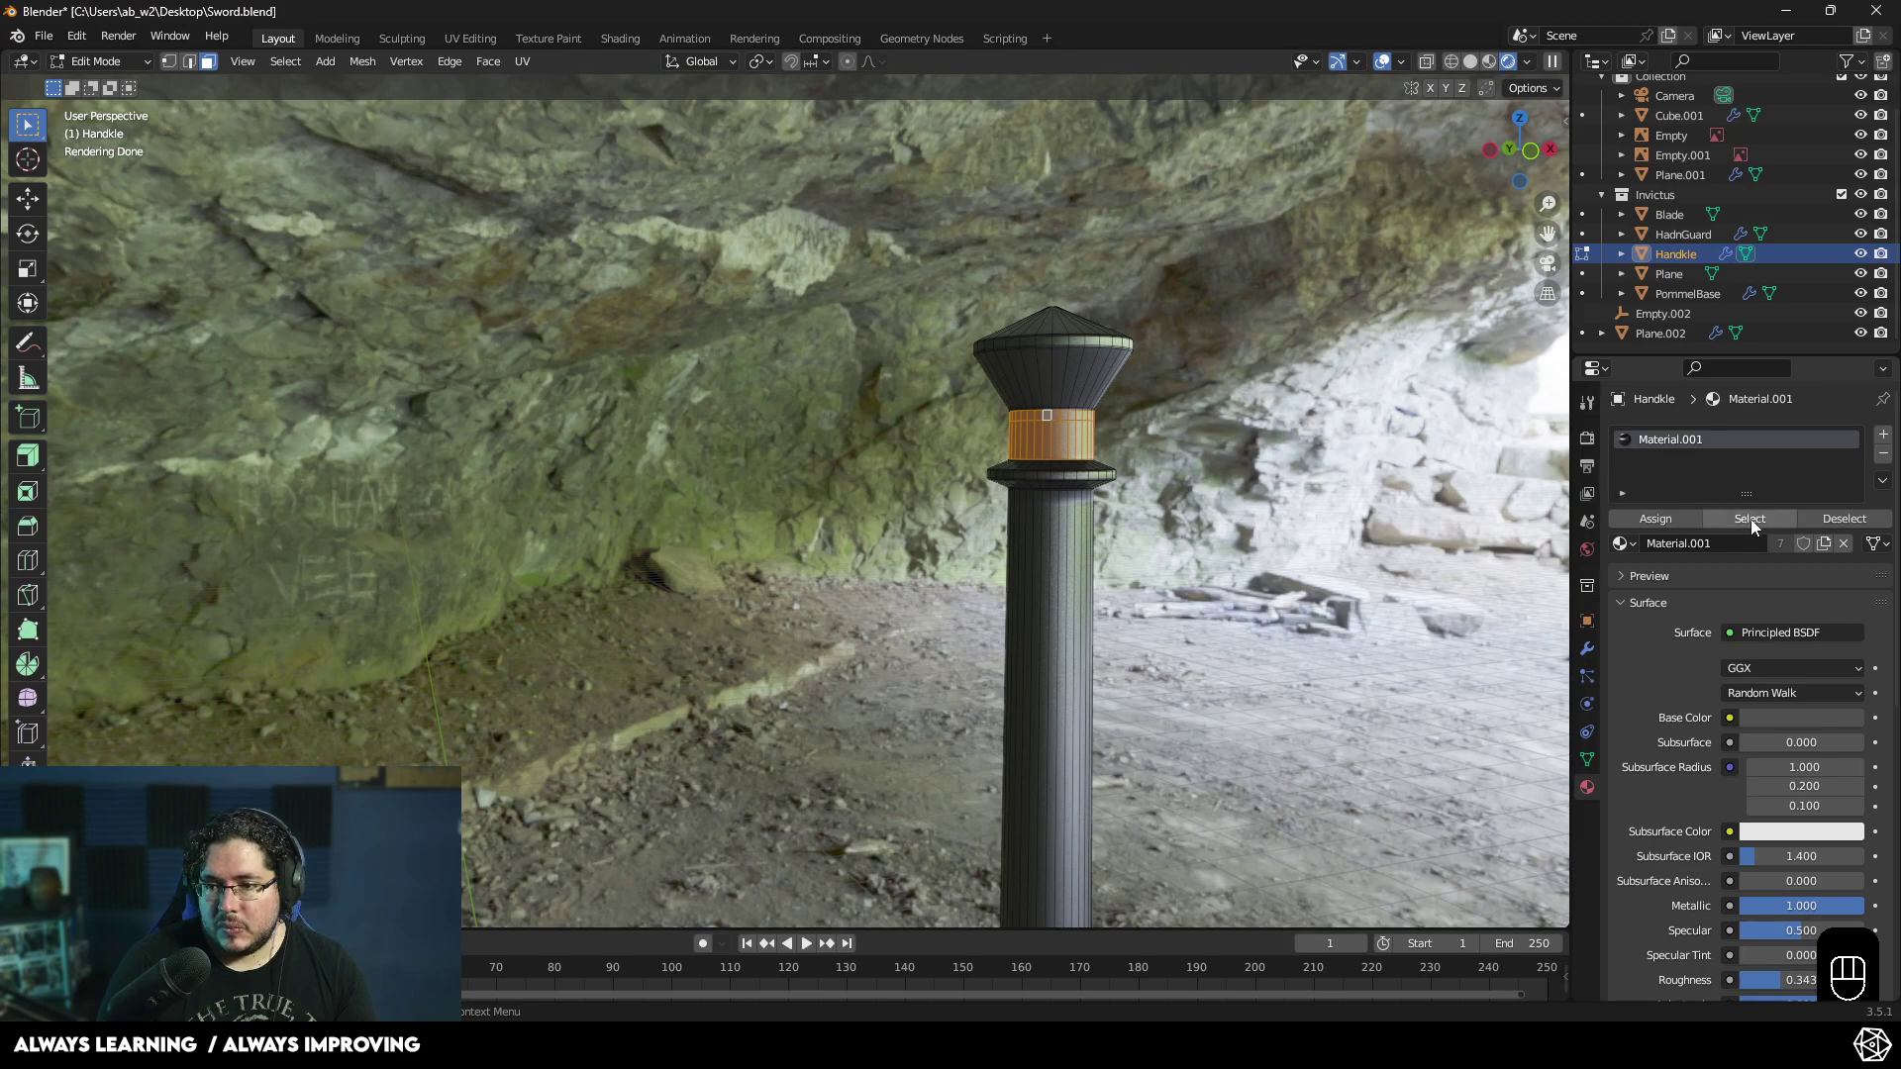
drag(1645, 553, 1671, 618)
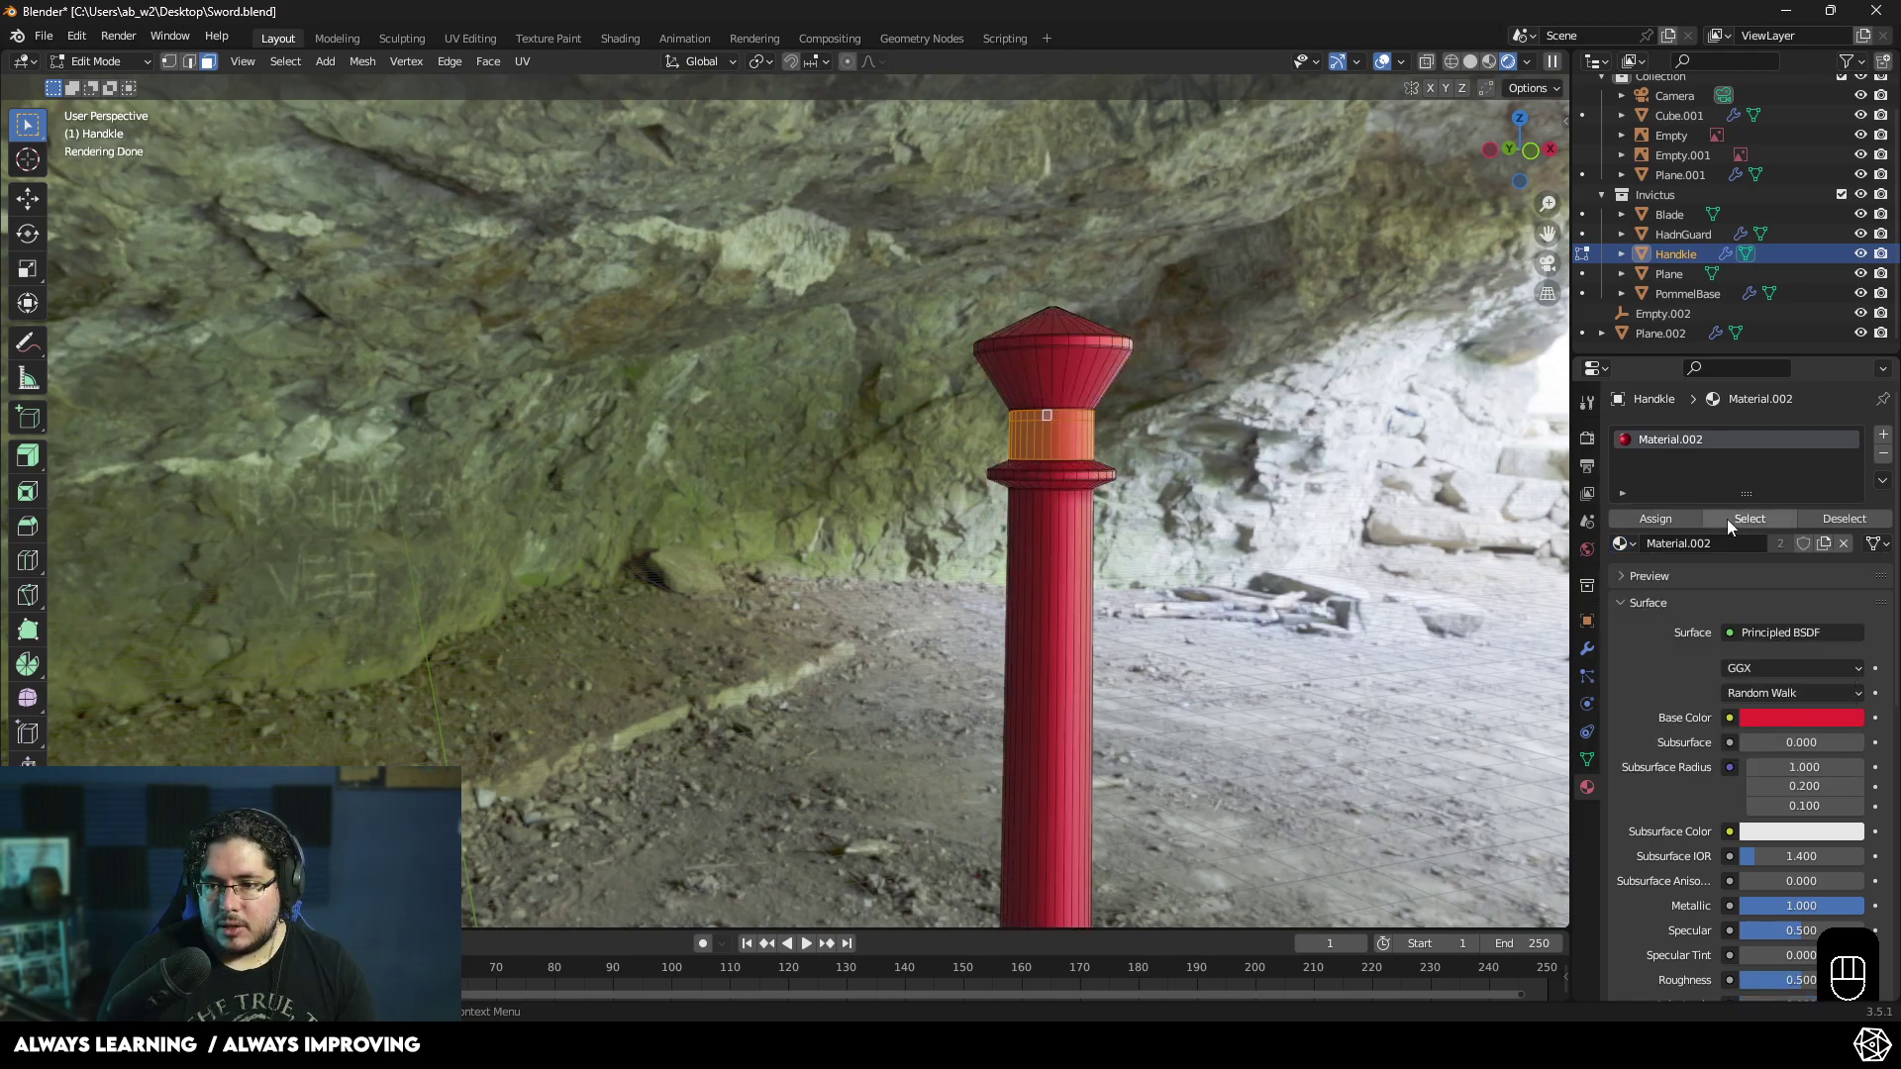
click(1634, 496)
click(1631, 501)
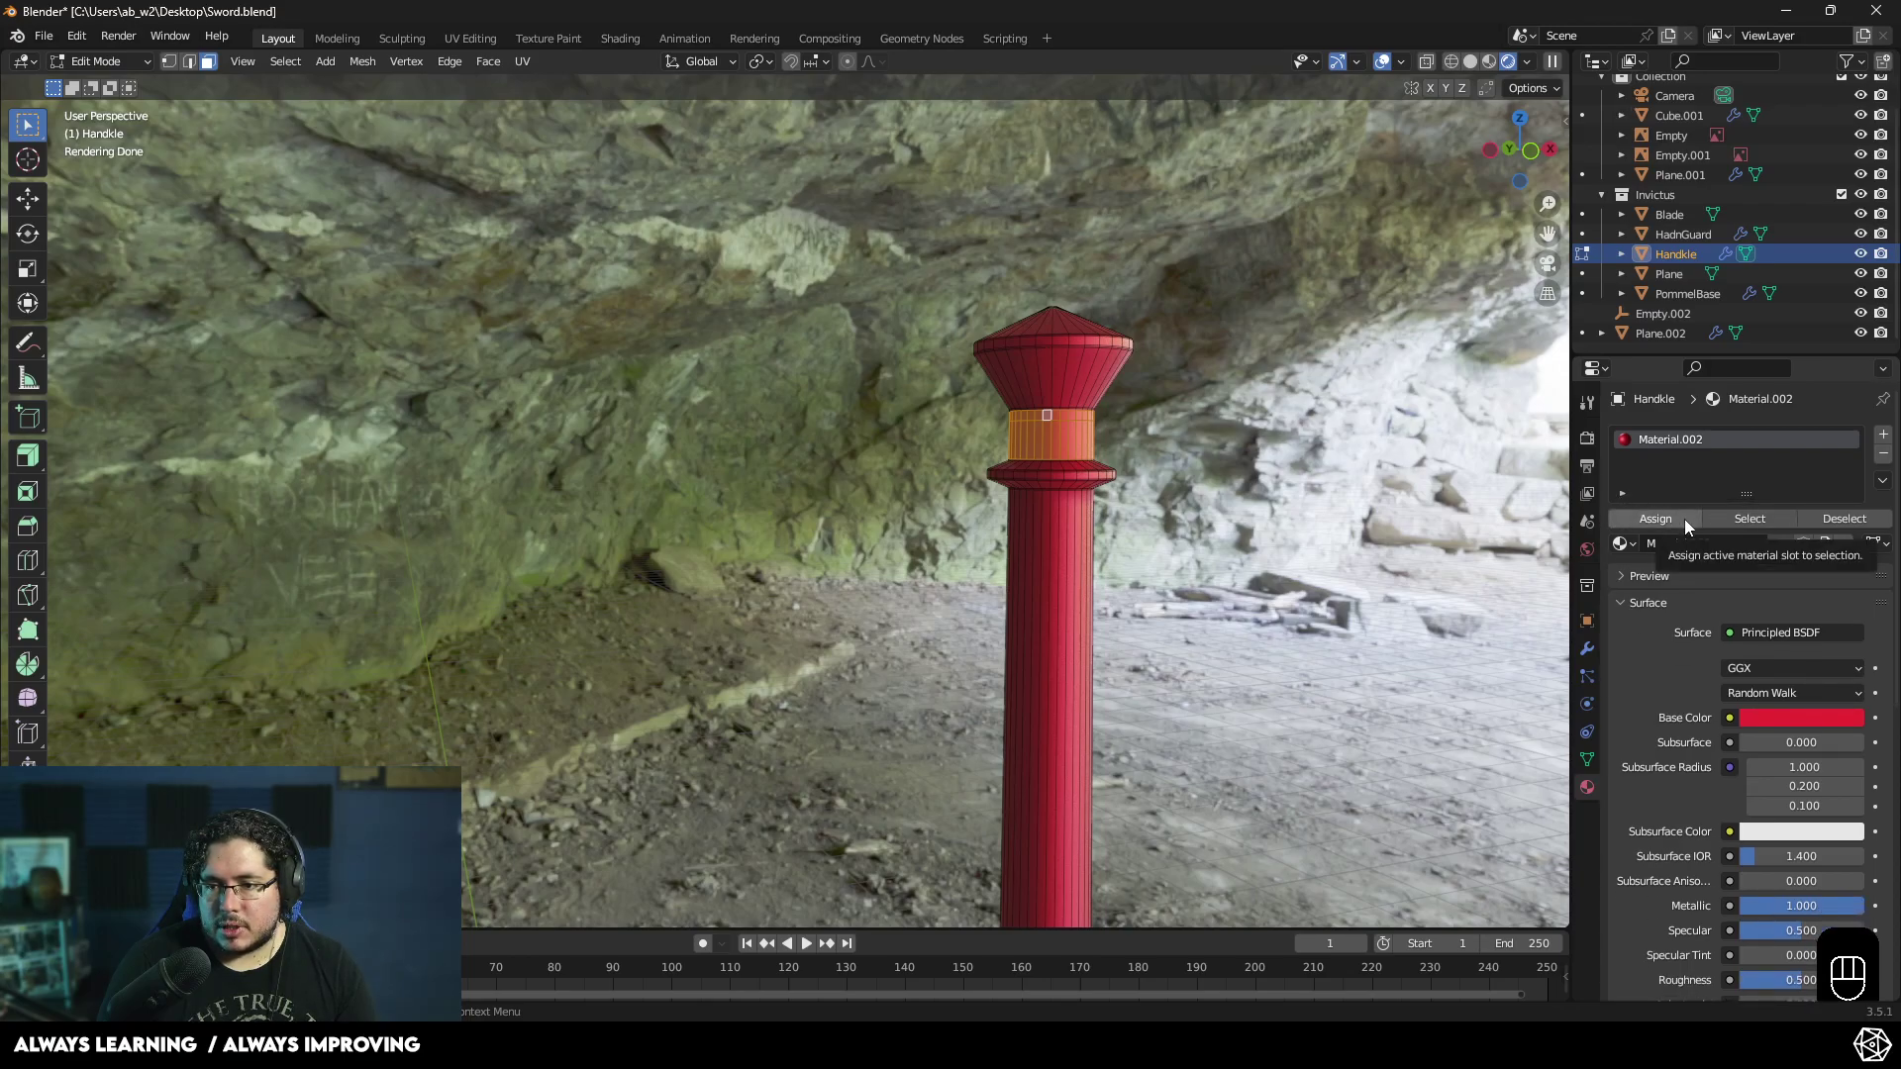
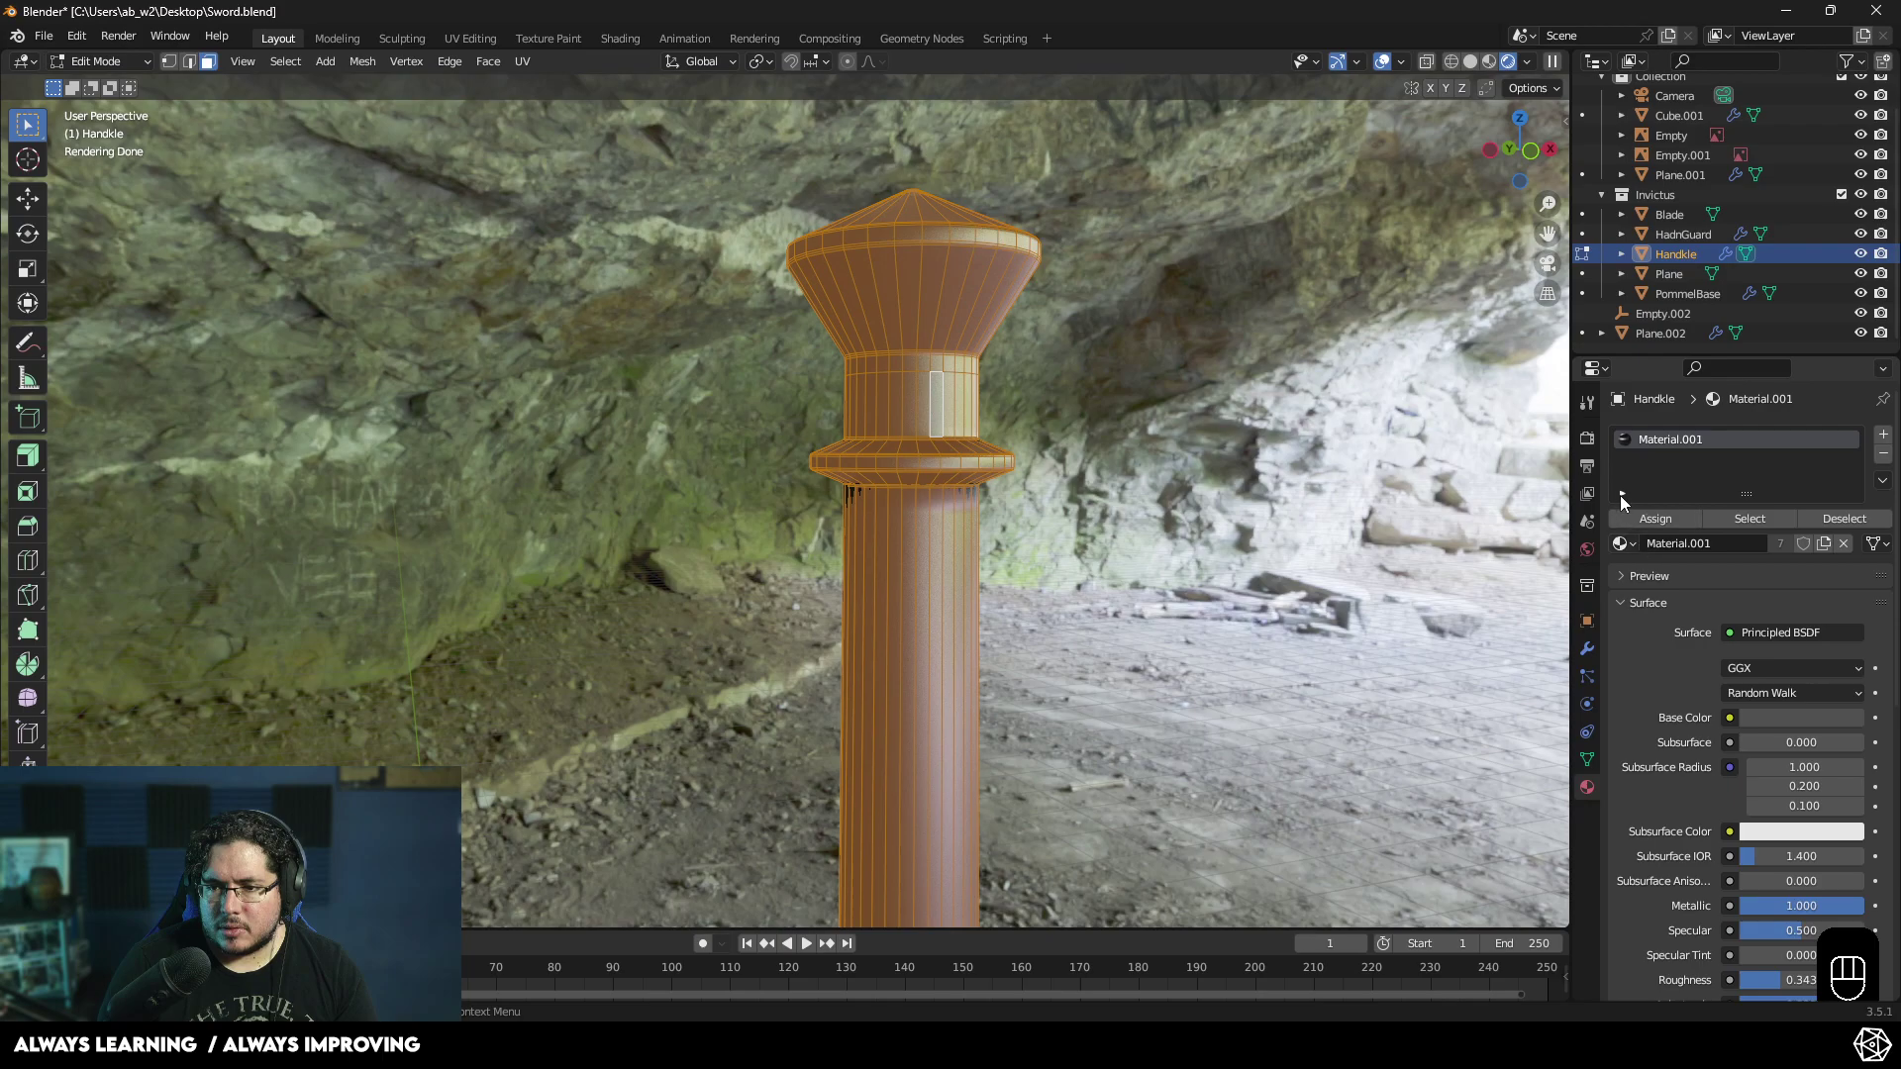
- Add a second material slot on the Handle and create Material.002 for it
click(1896, 441)
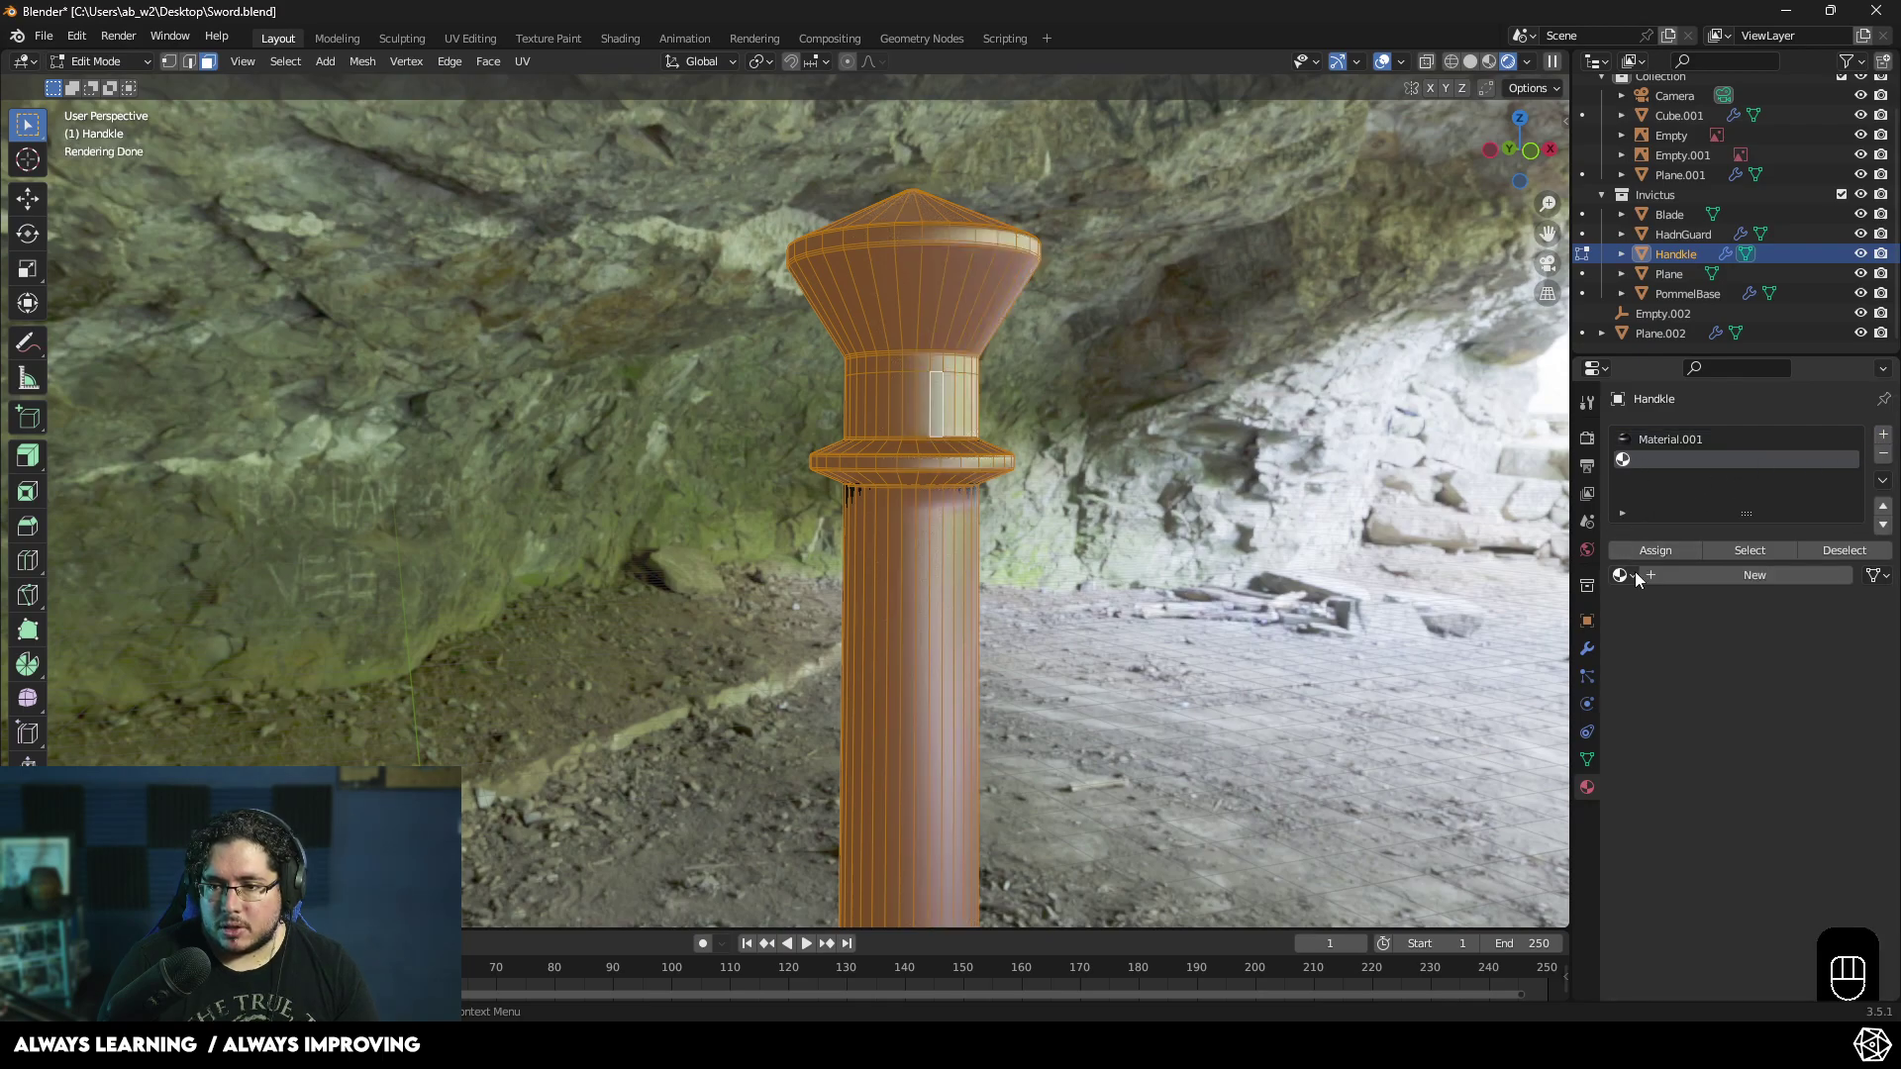
click(1647, 581)
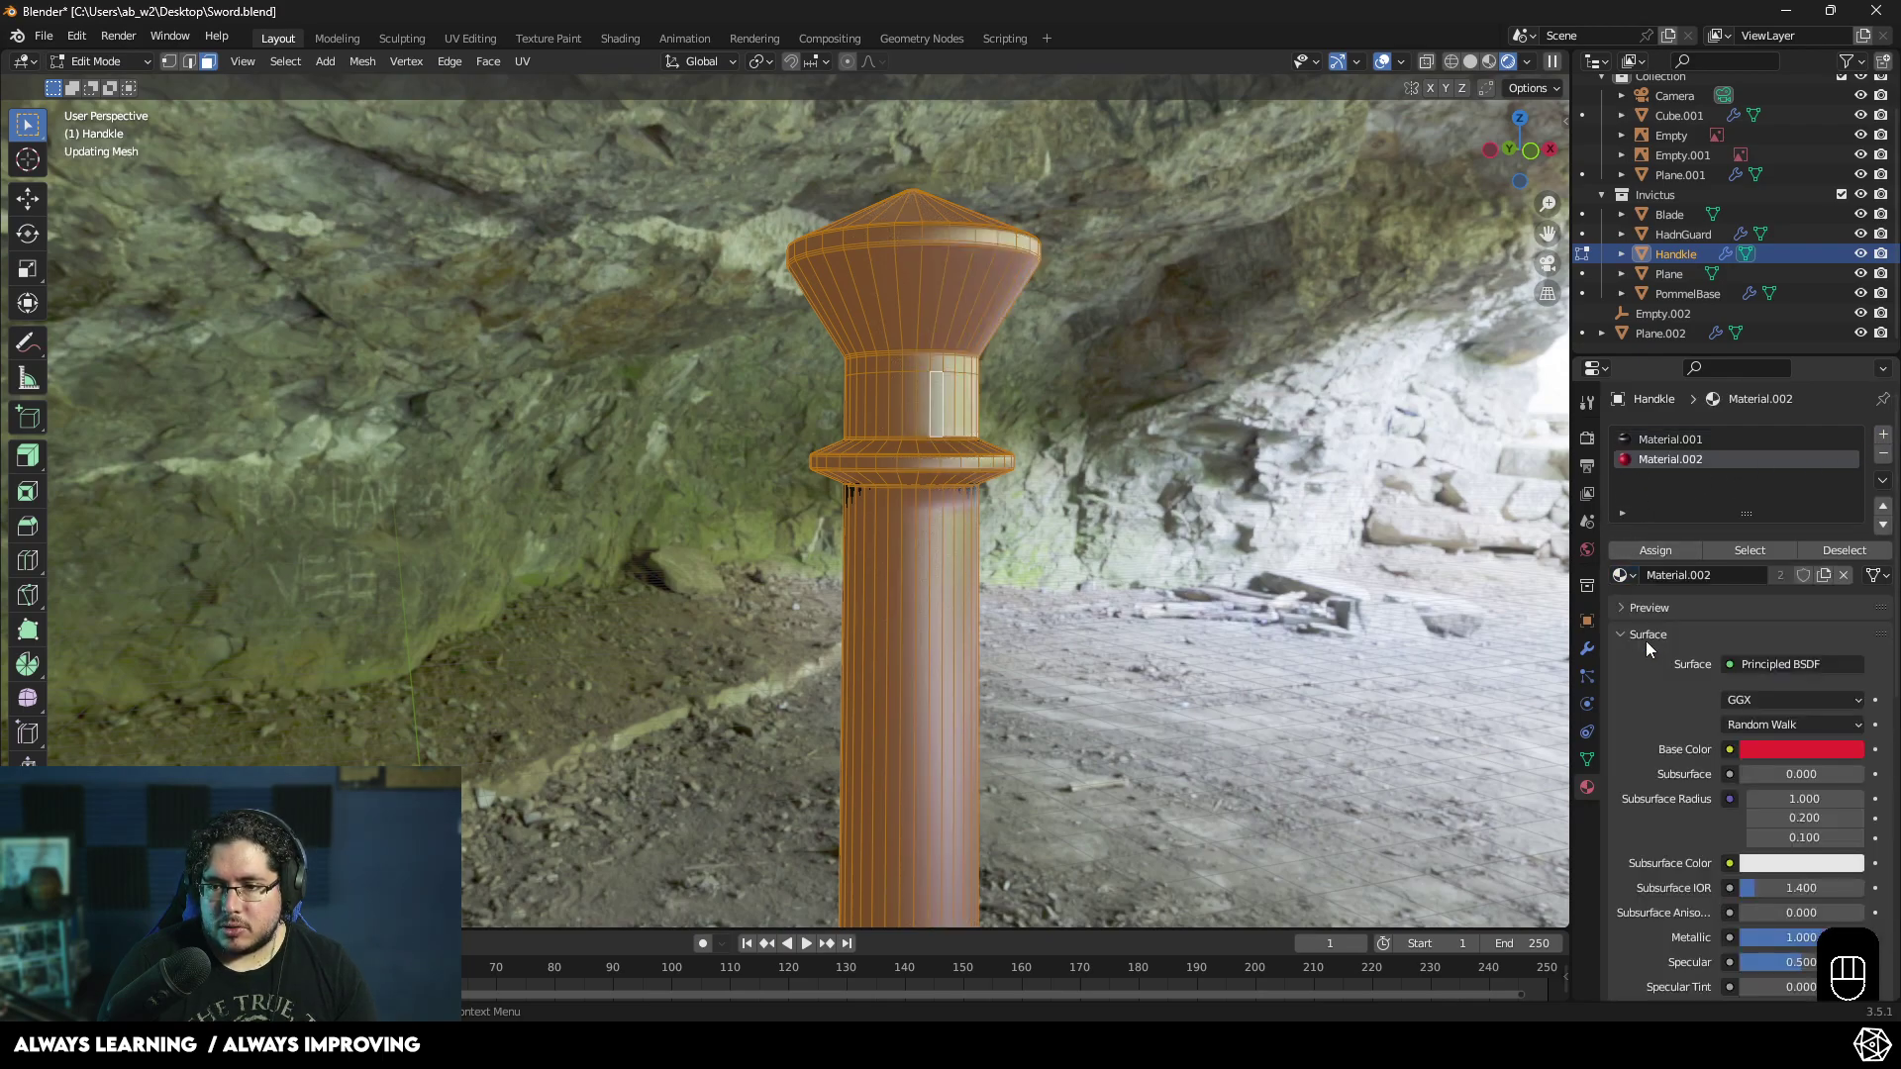
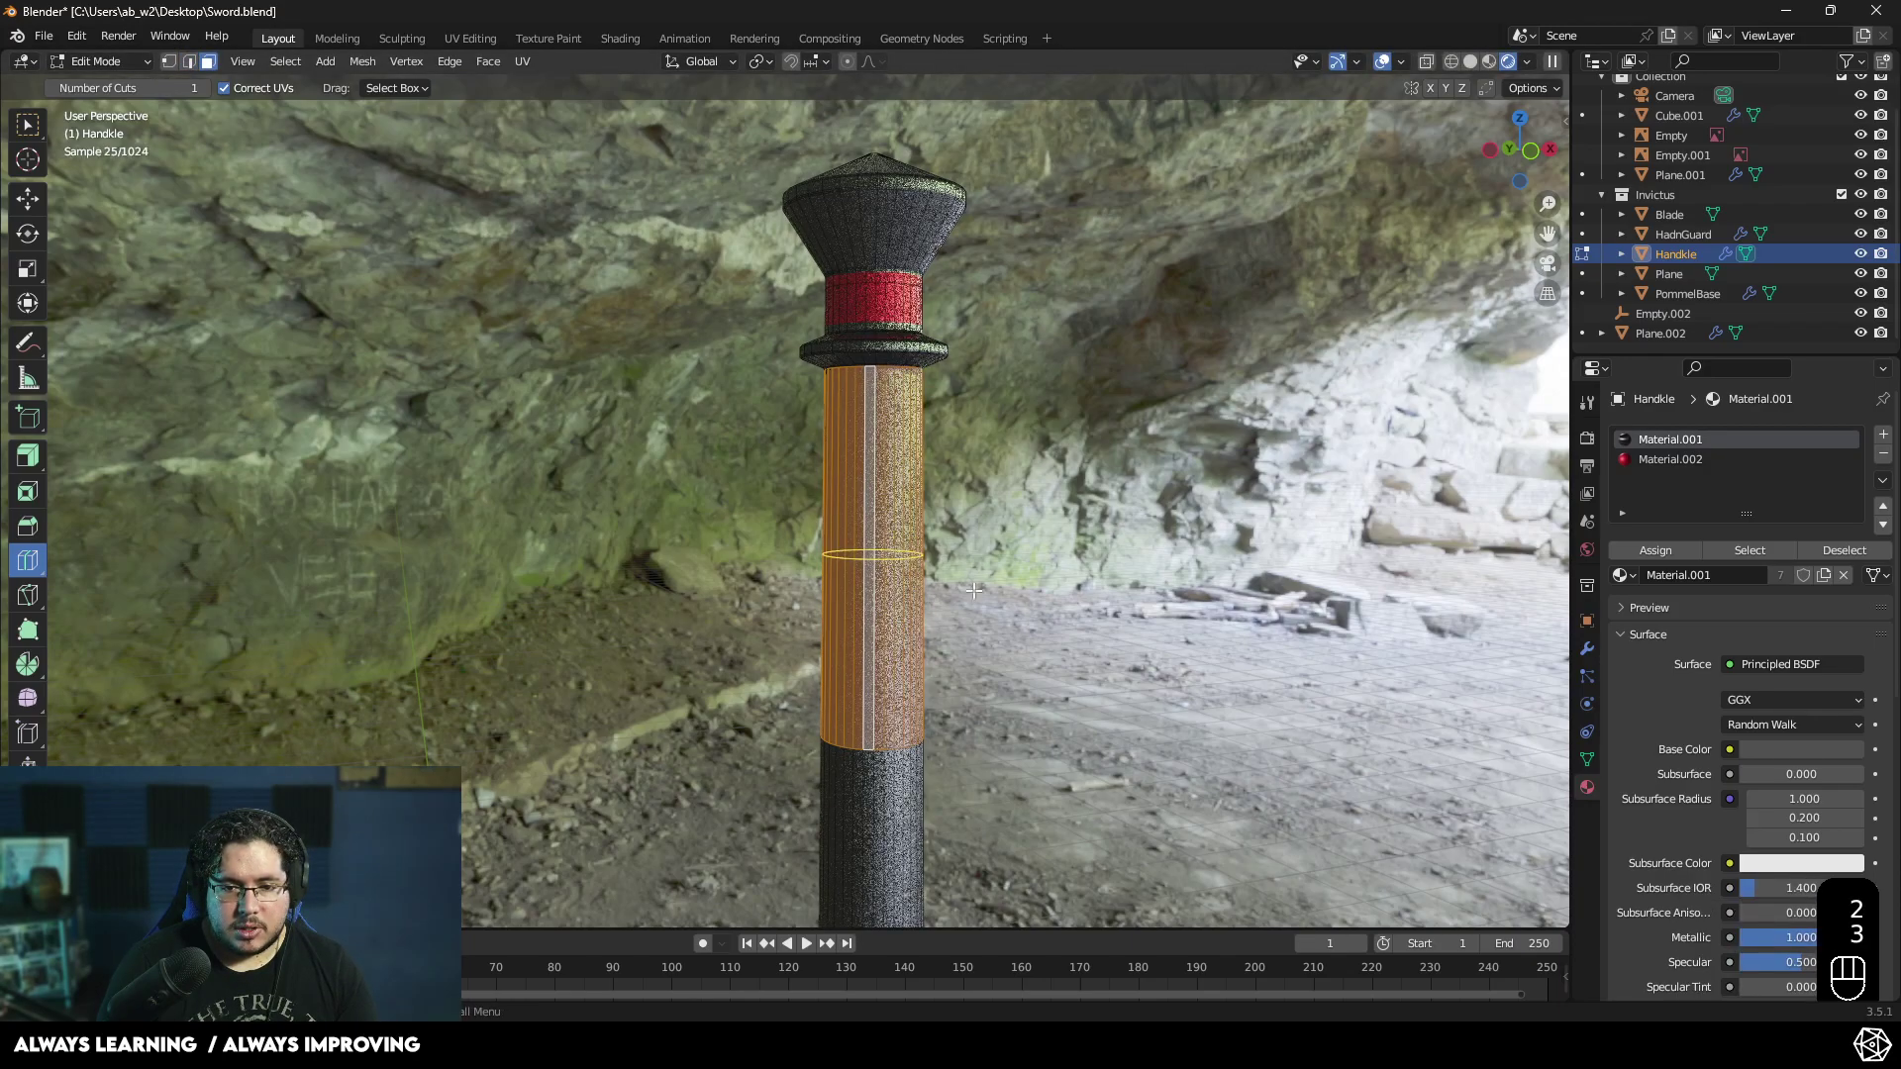
- Colour a section of the grip red with Material.002 and cut extra edge loops along the grip
click(1676, 472)
click(1666, 553)
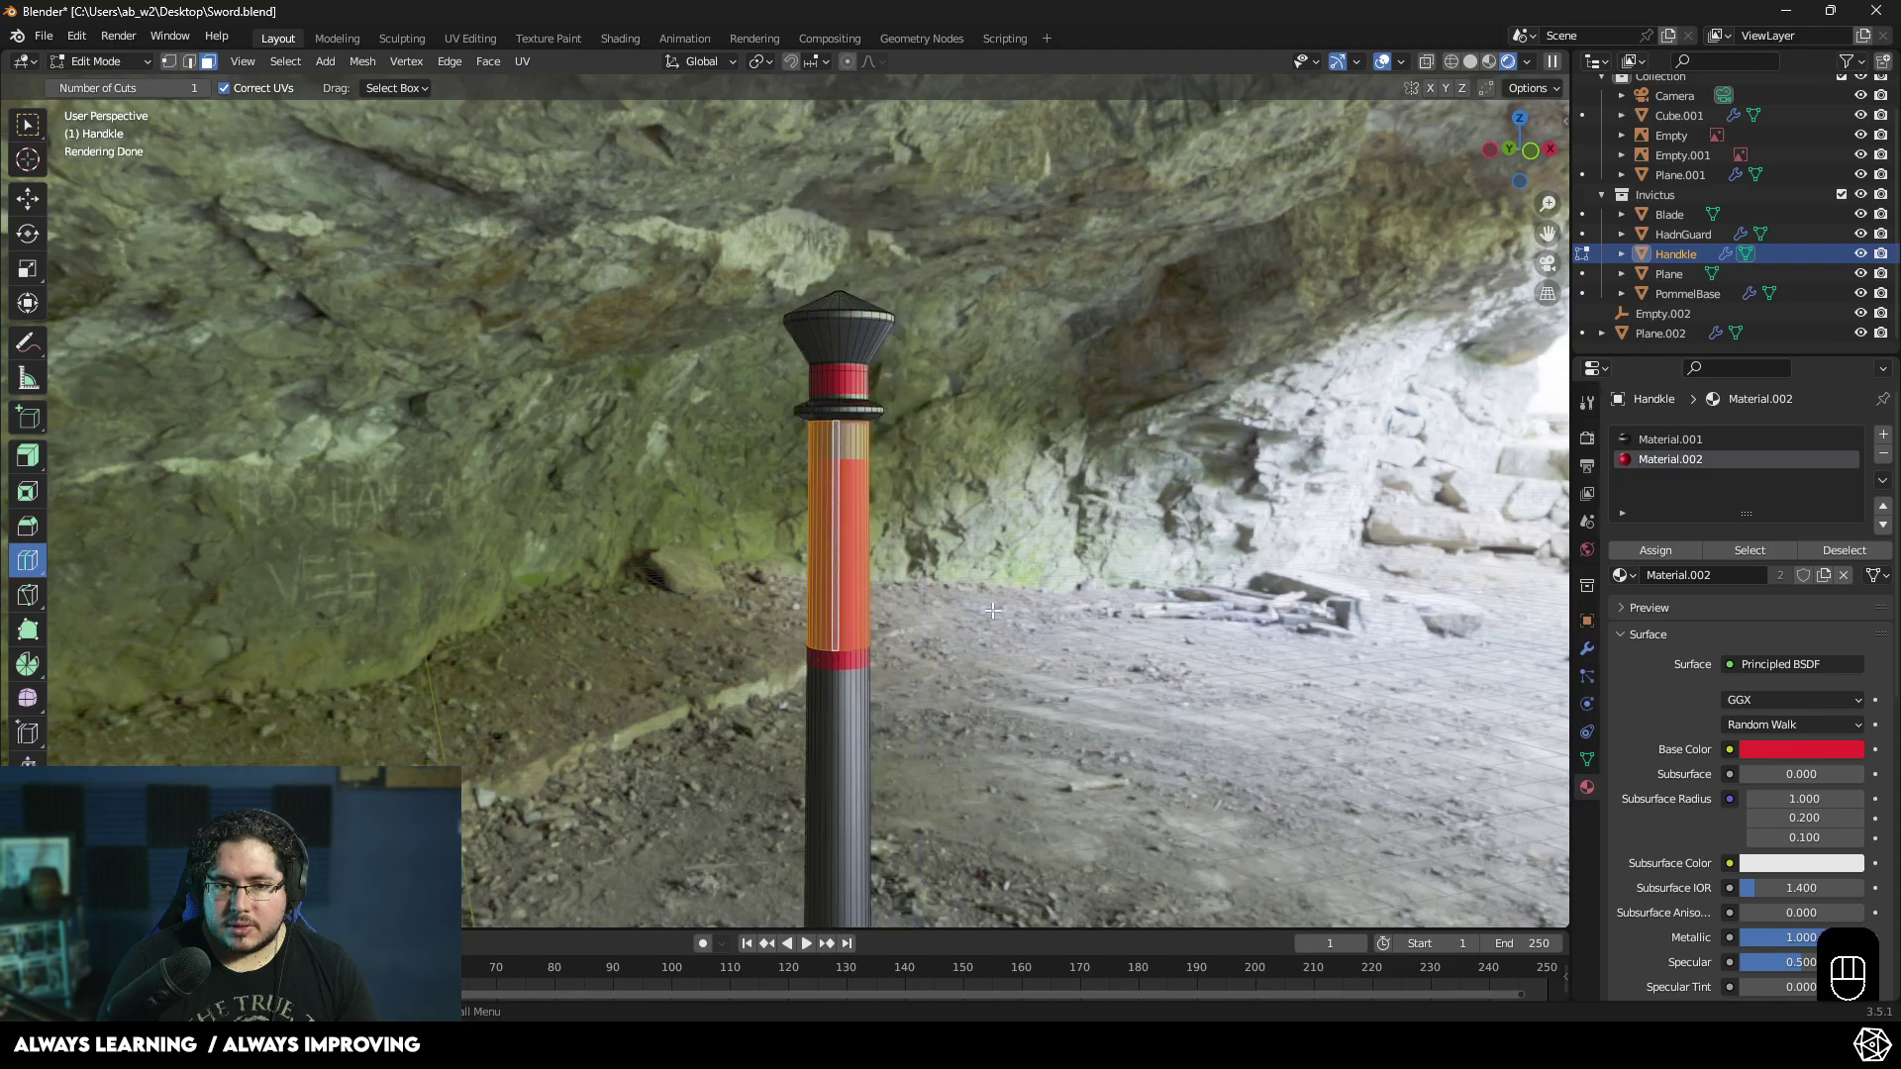
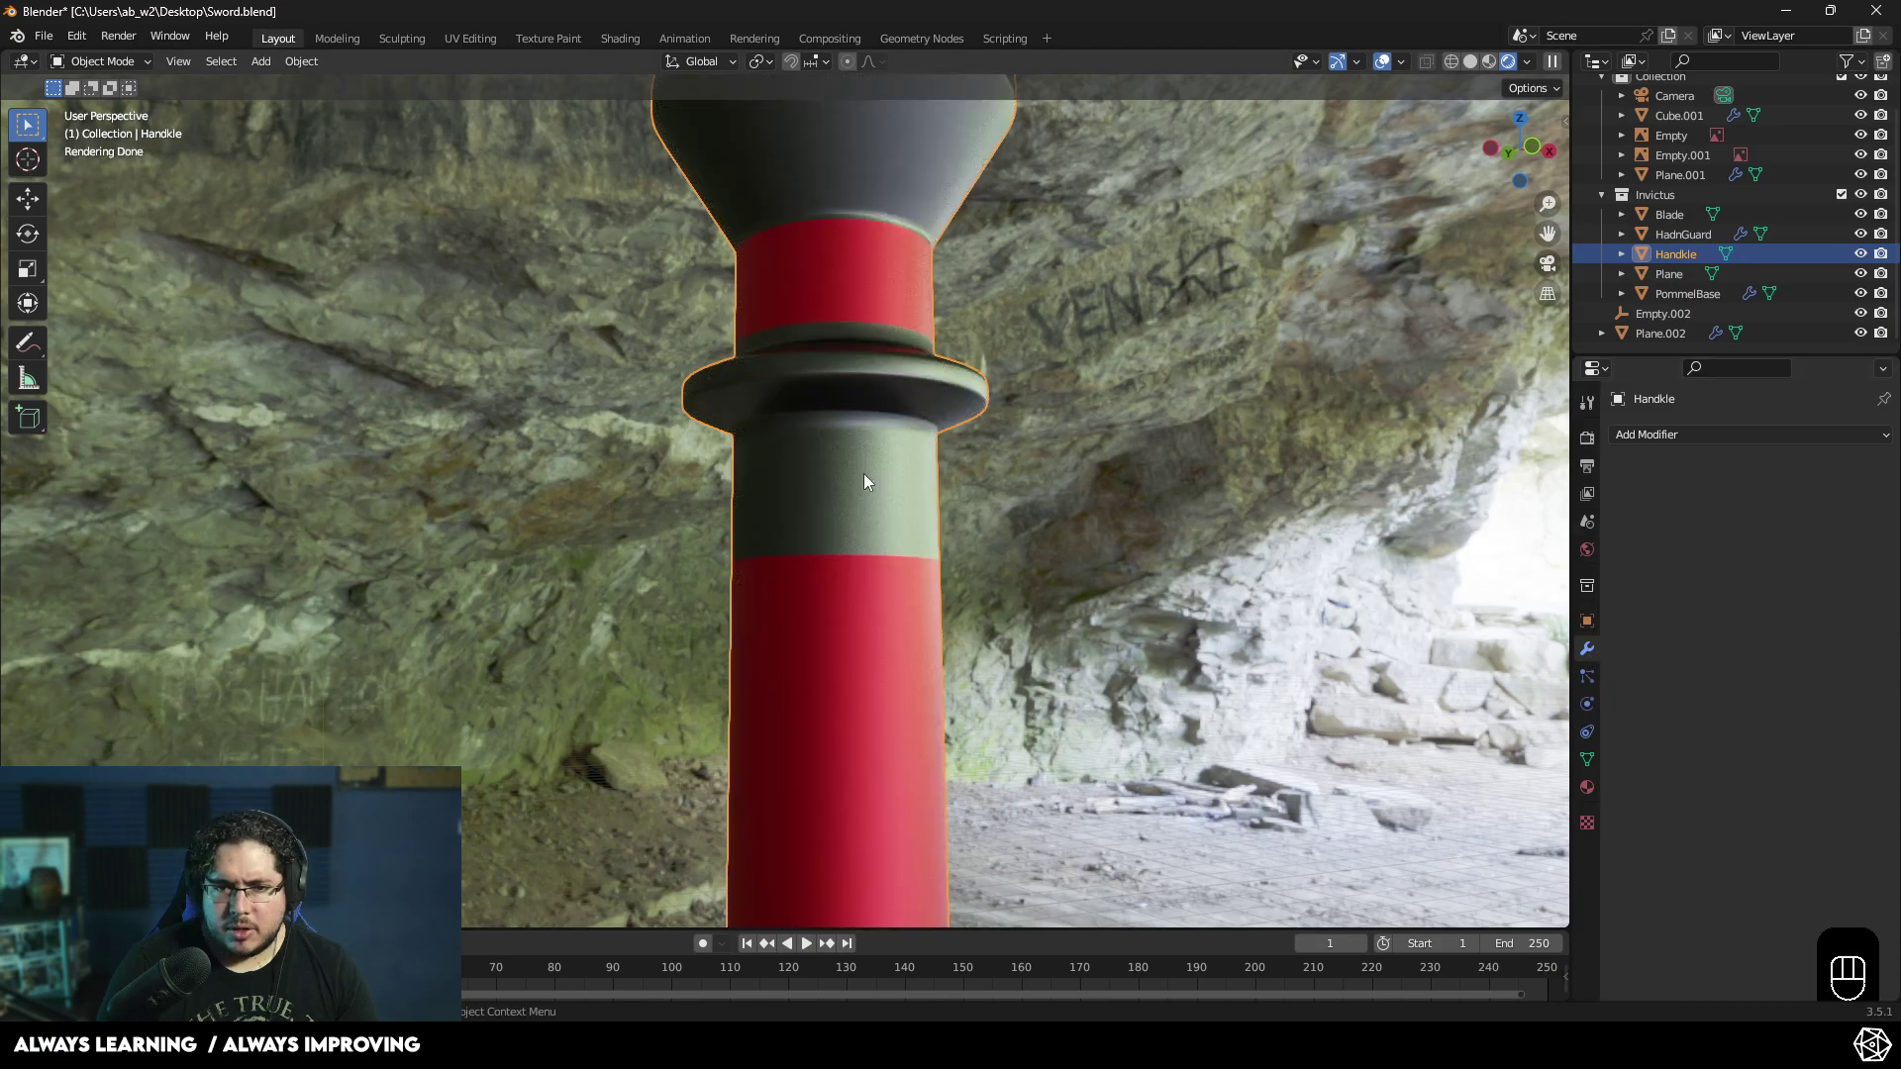
key(Tab)
key(Tab)
key(ctrl+z)
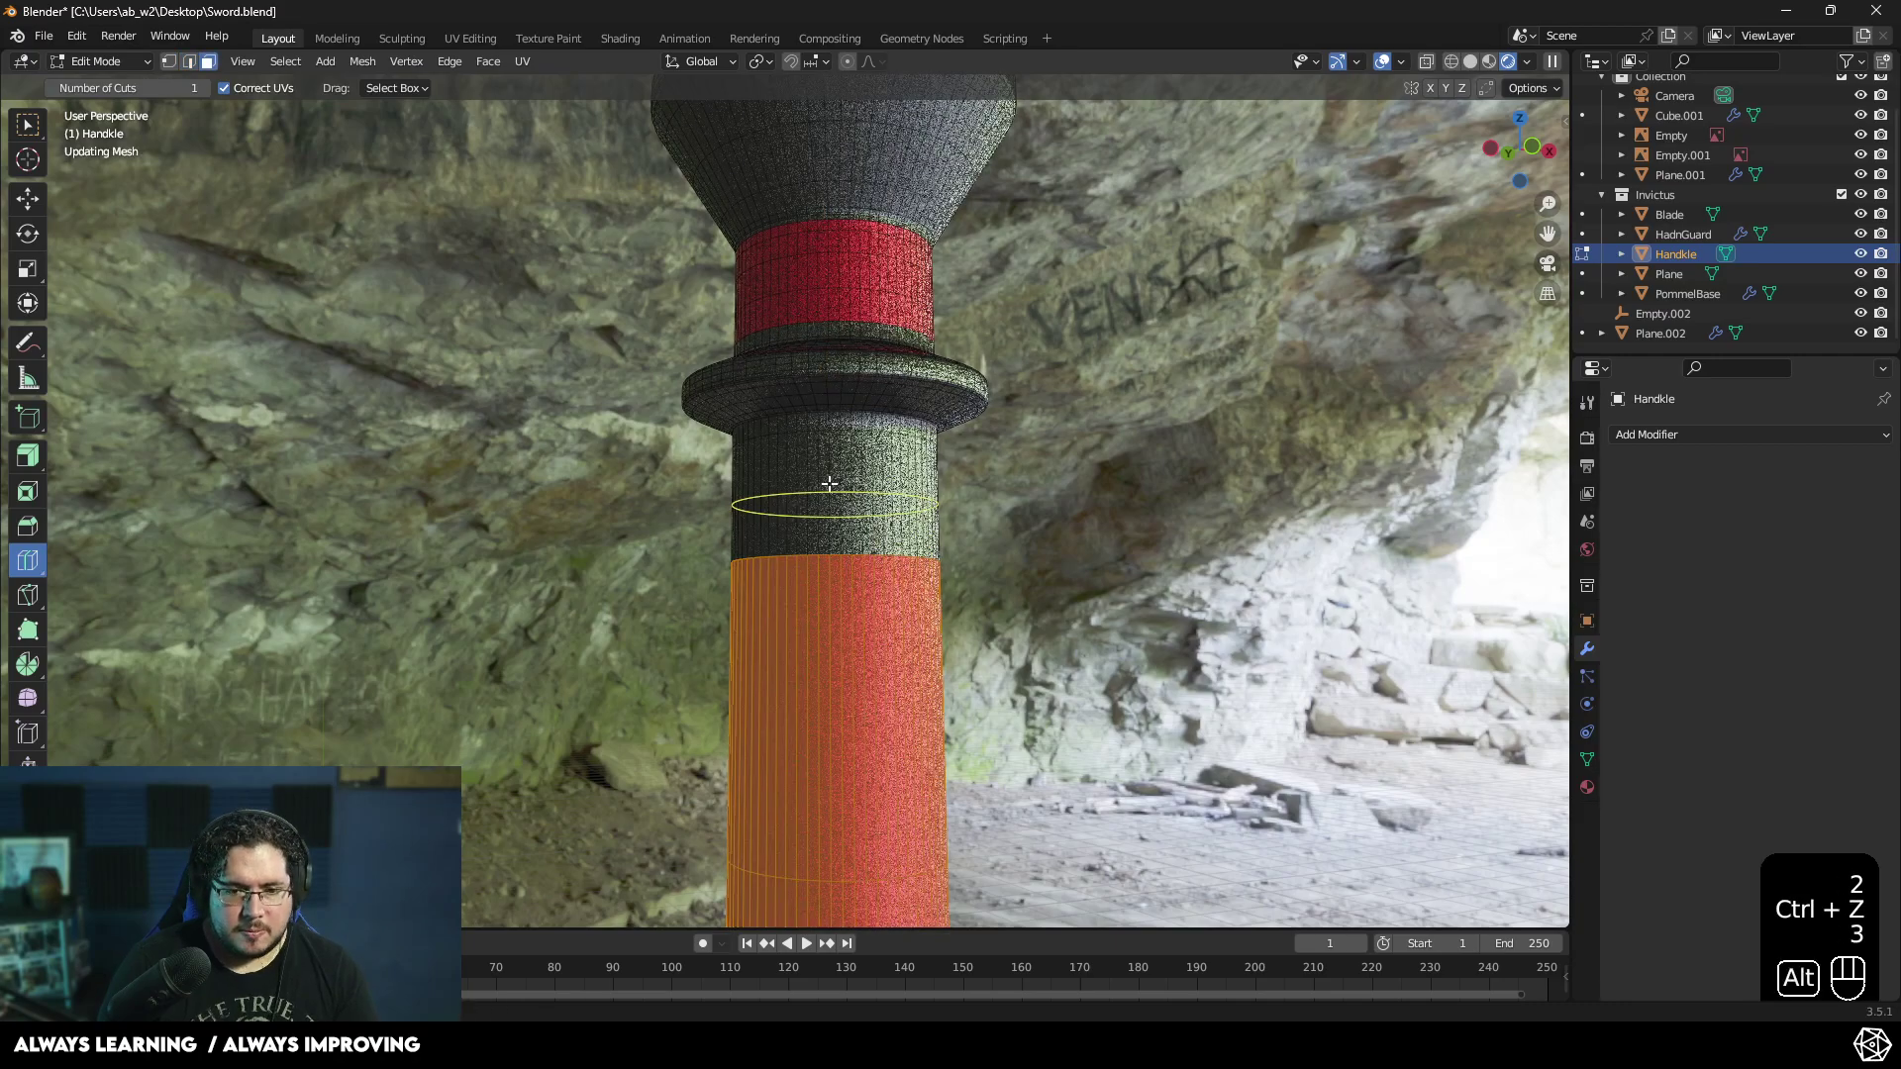
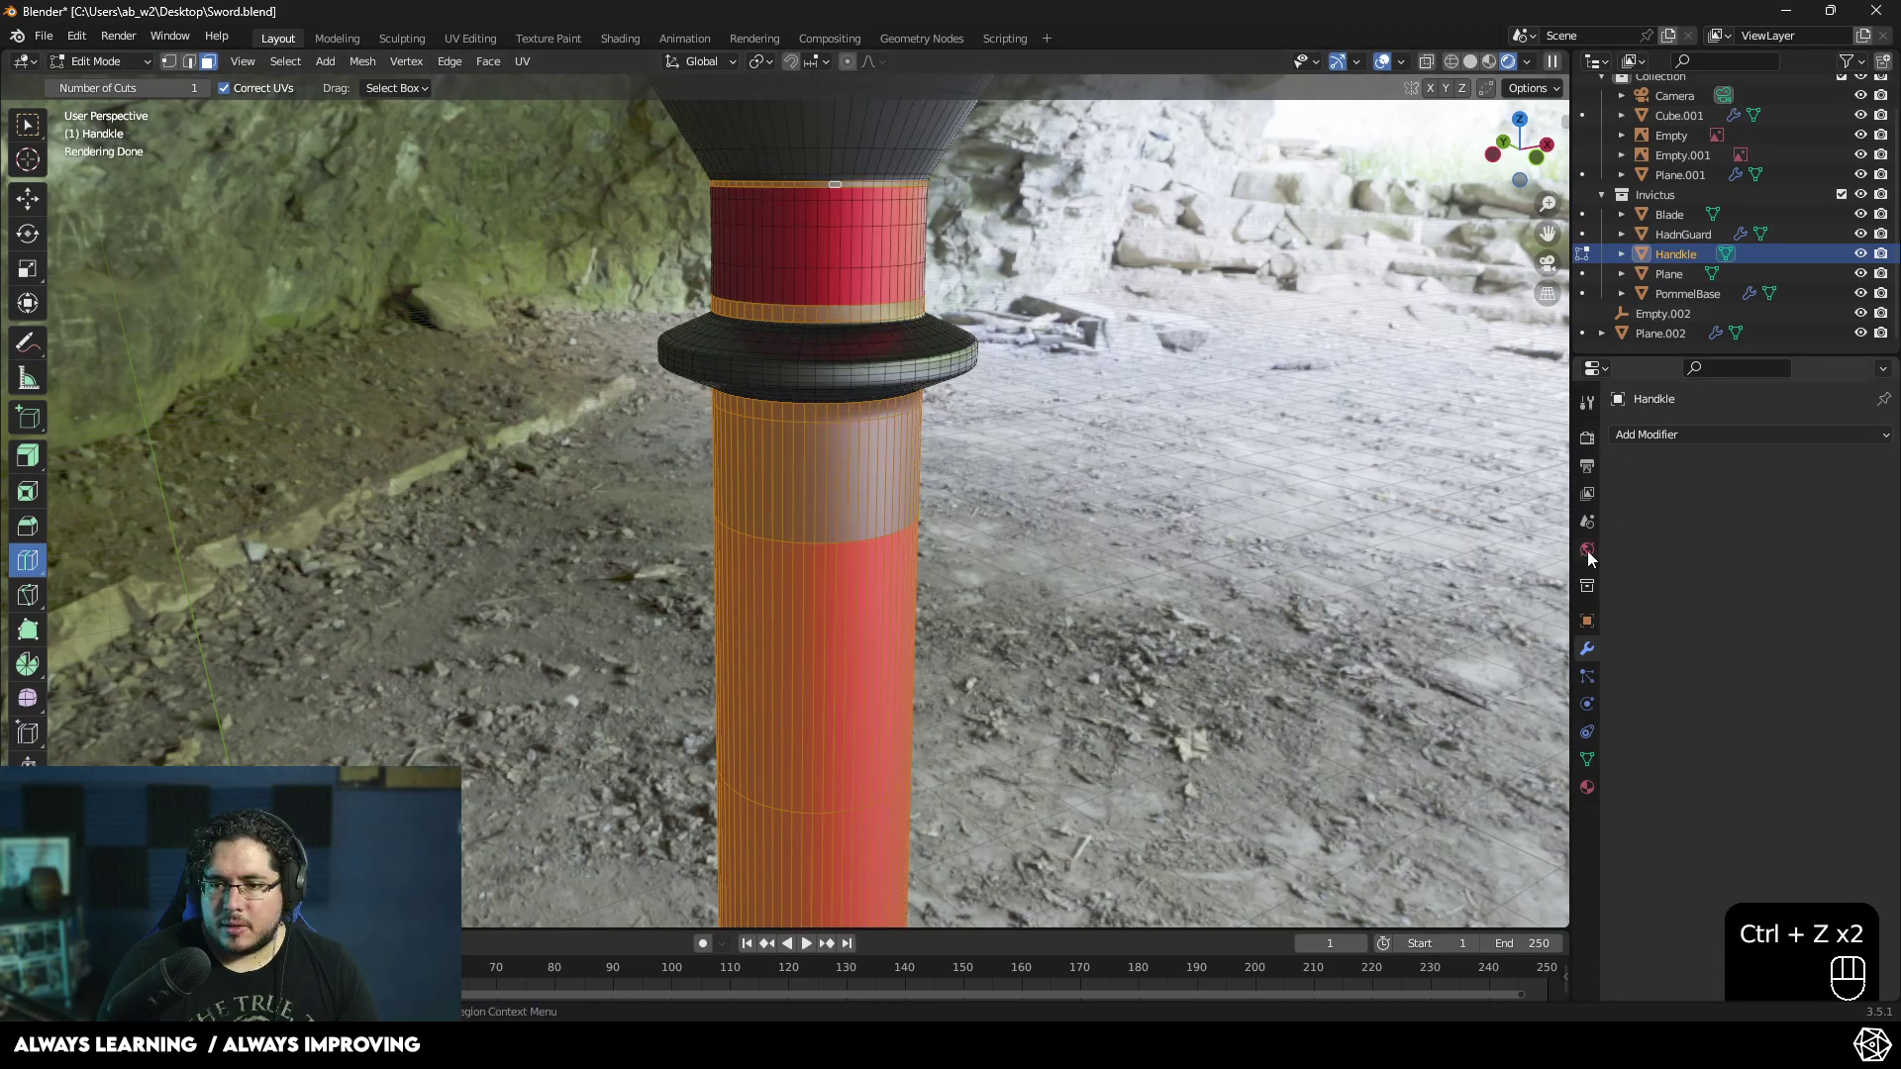
click(1594, 782)
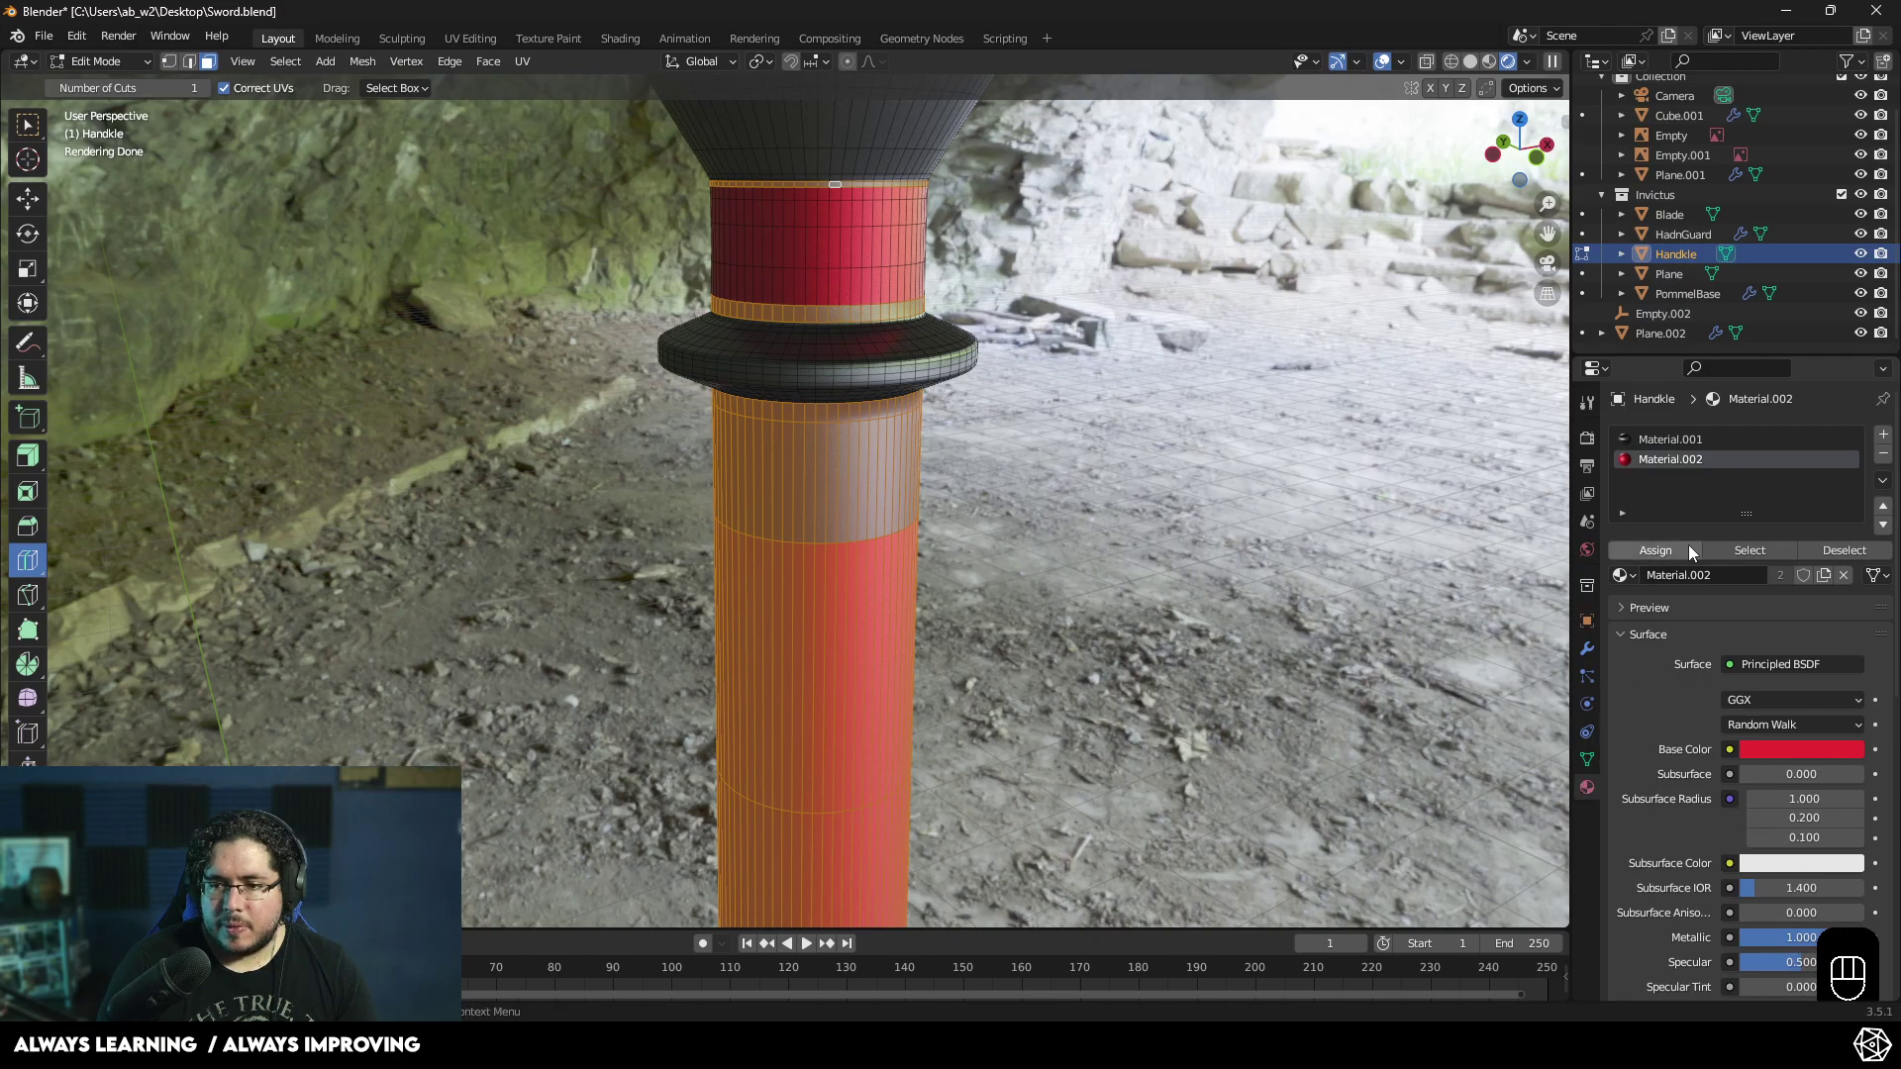
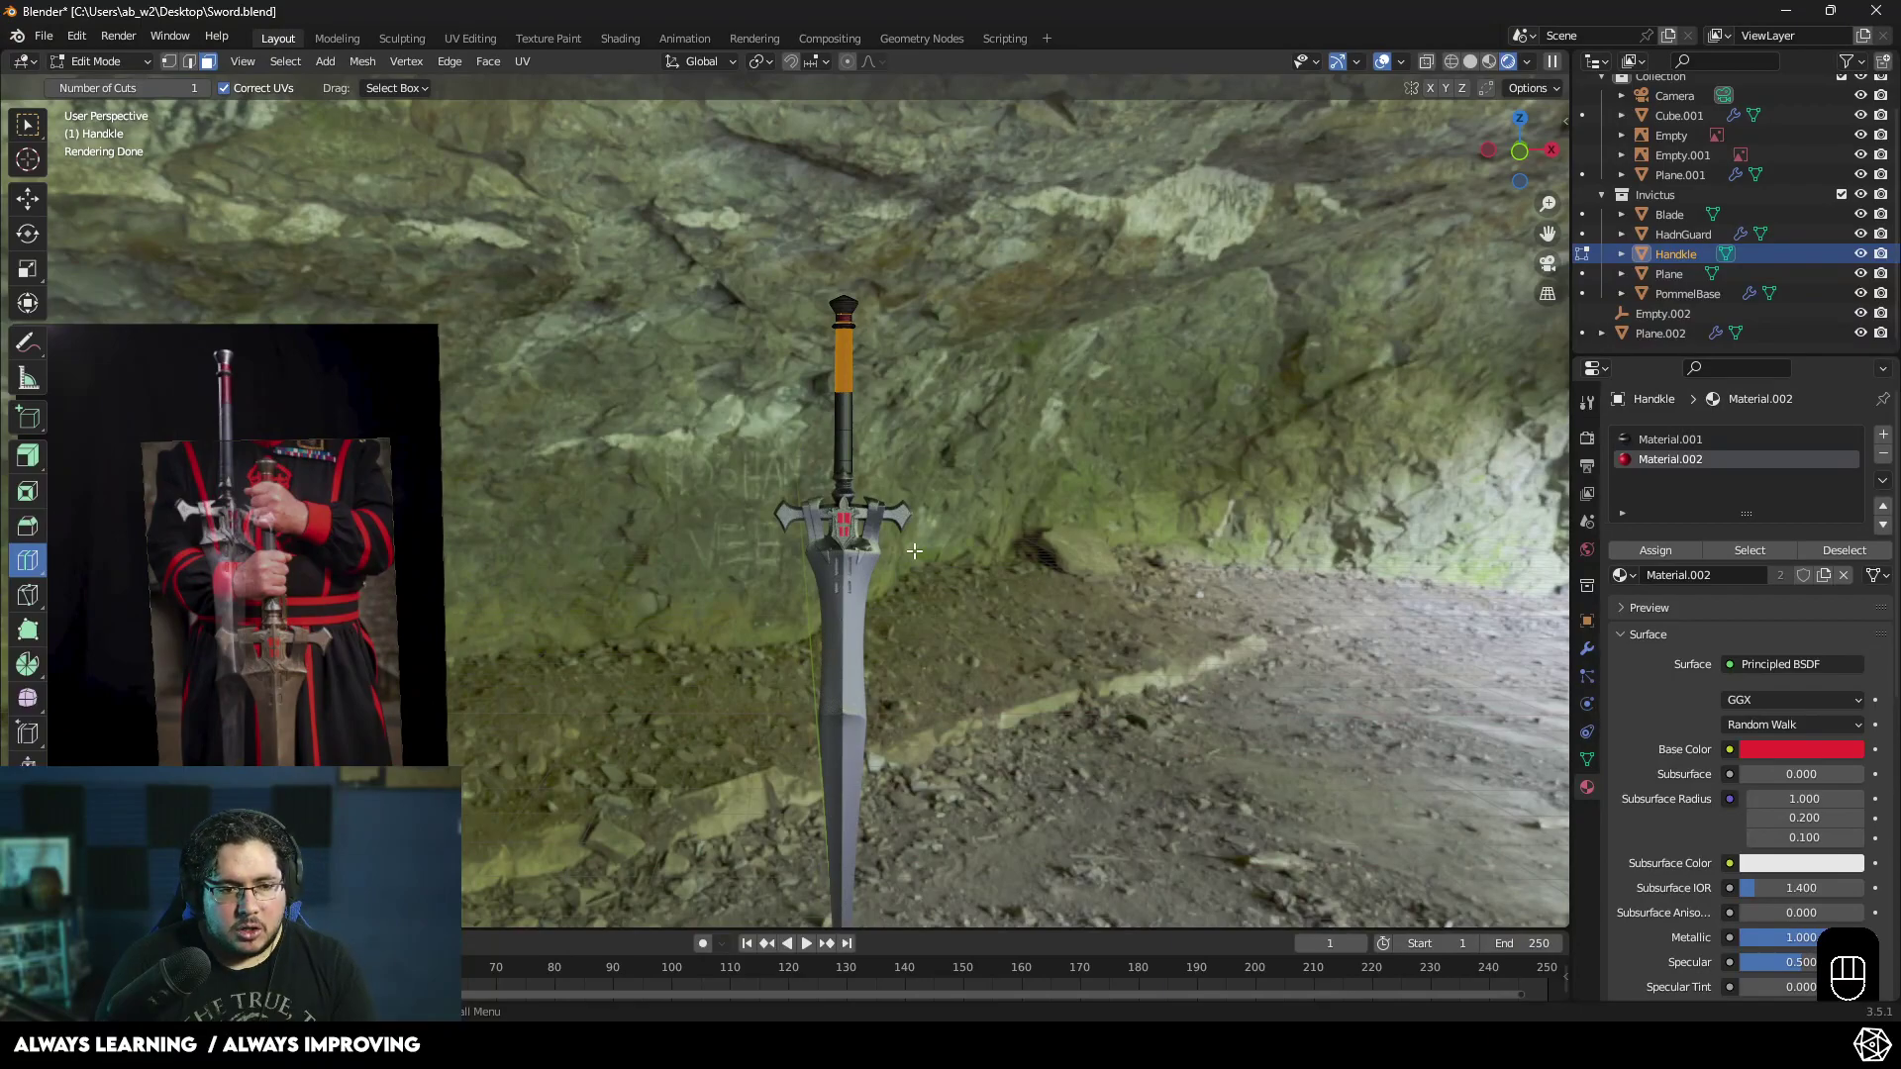
- Leave Edit Mode and delete the reference image empties from the scene
key(Tab)
click(371, 554)
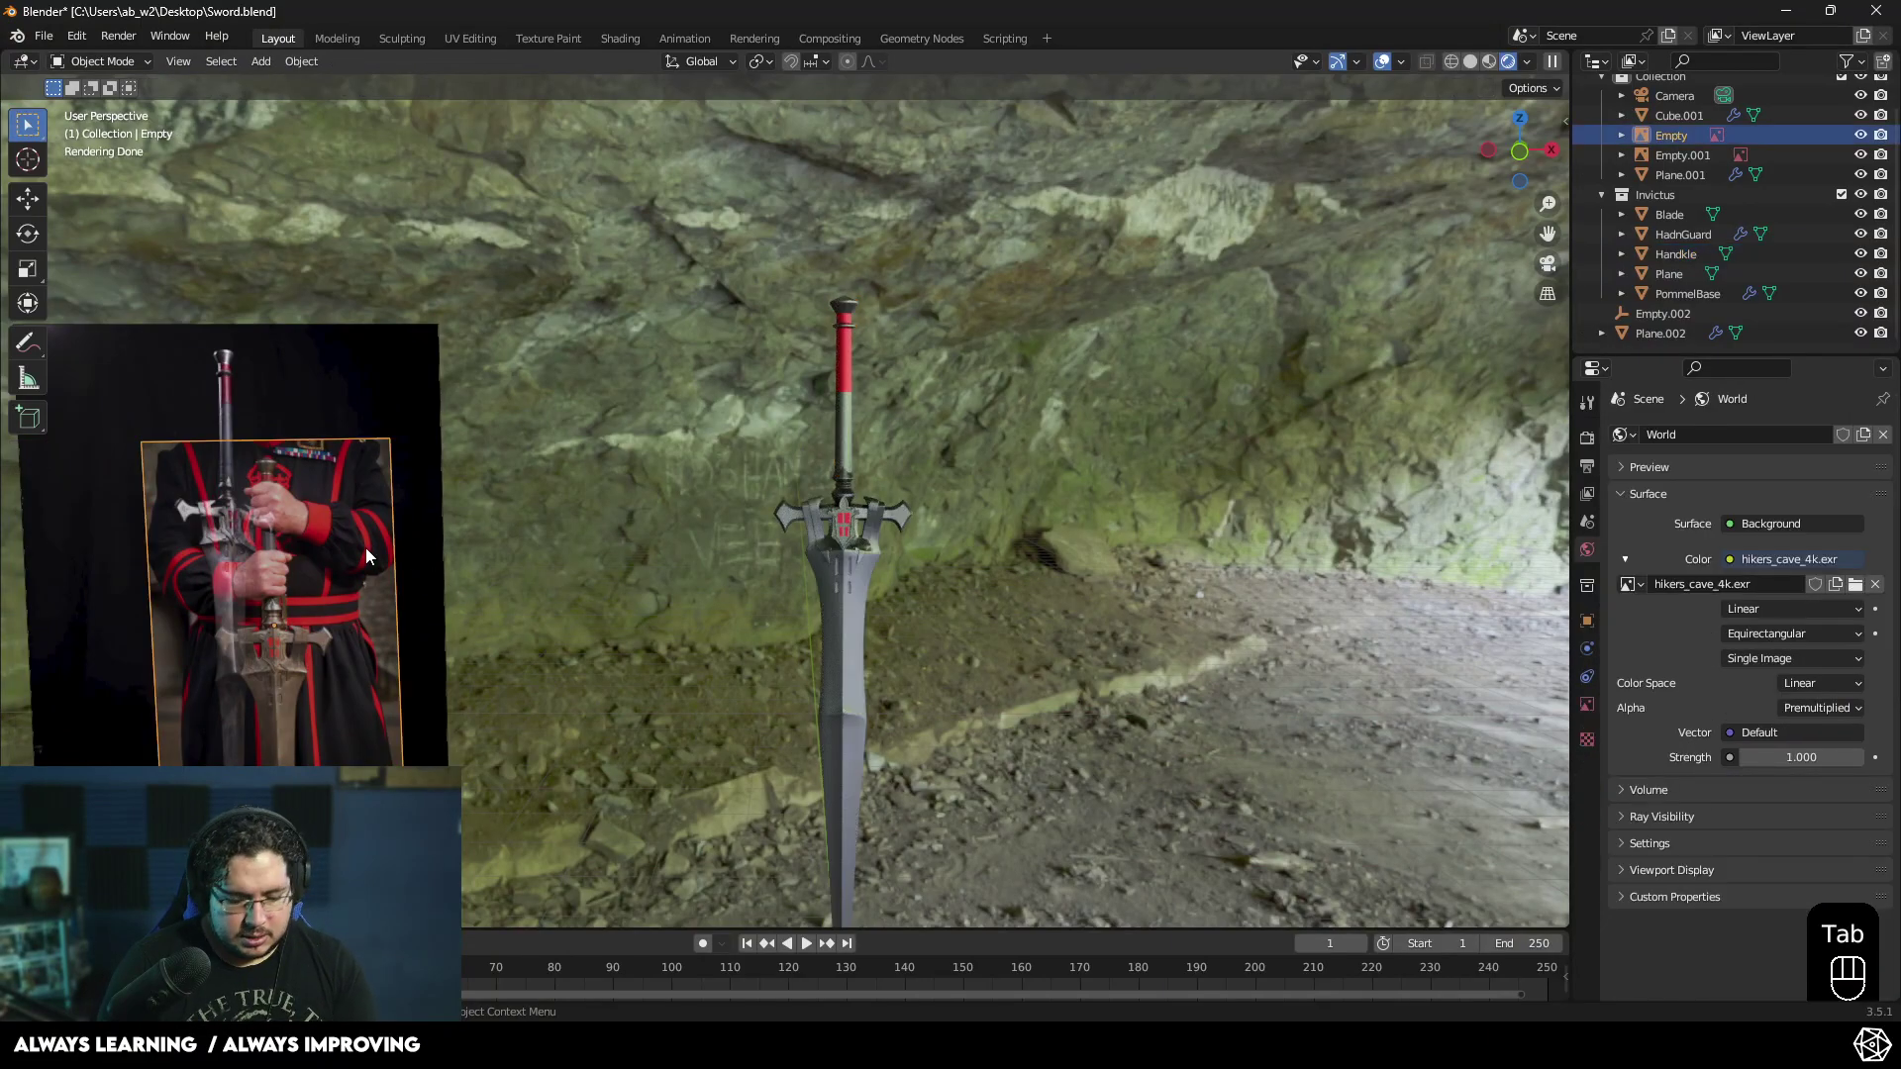
key(Delete)
key(Delete)
- Orbit the view around the sword down toward the floor grid
drag(697, 528, 711, 582)
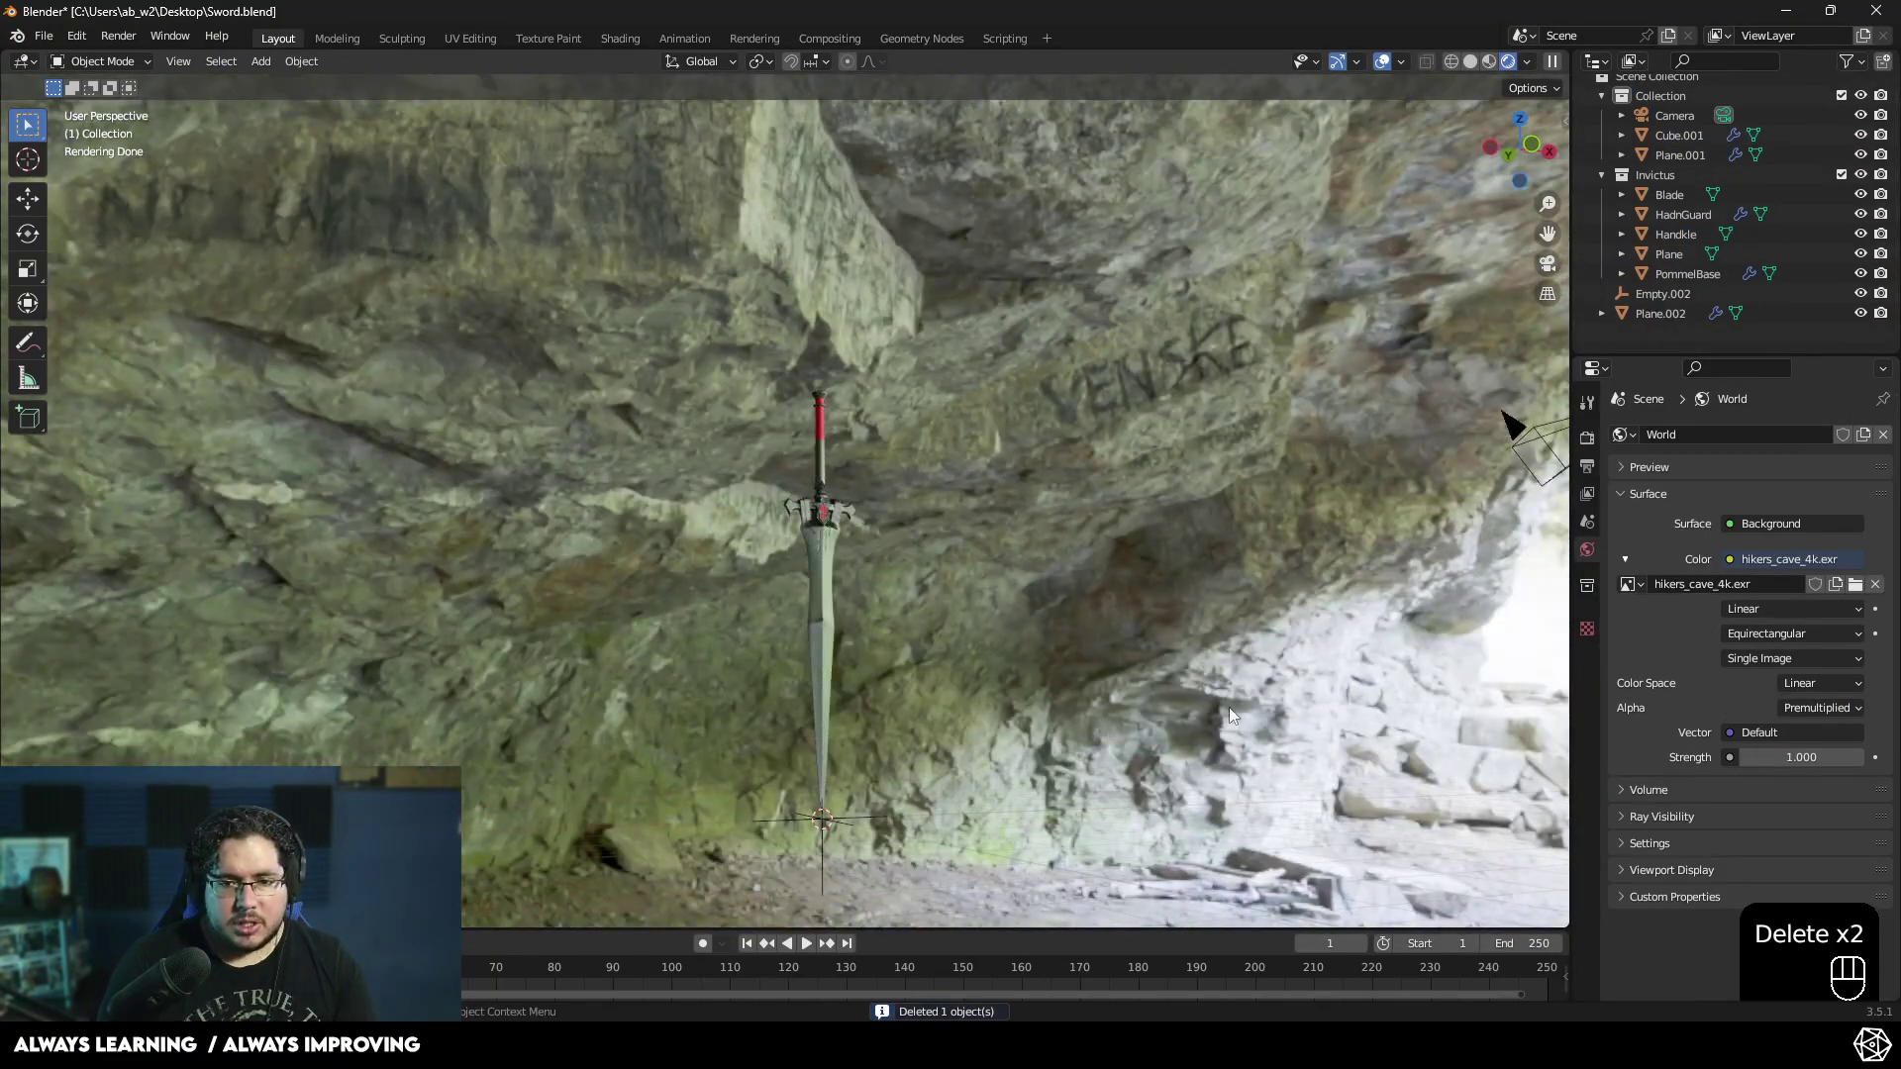
middle_click(1130, 738)
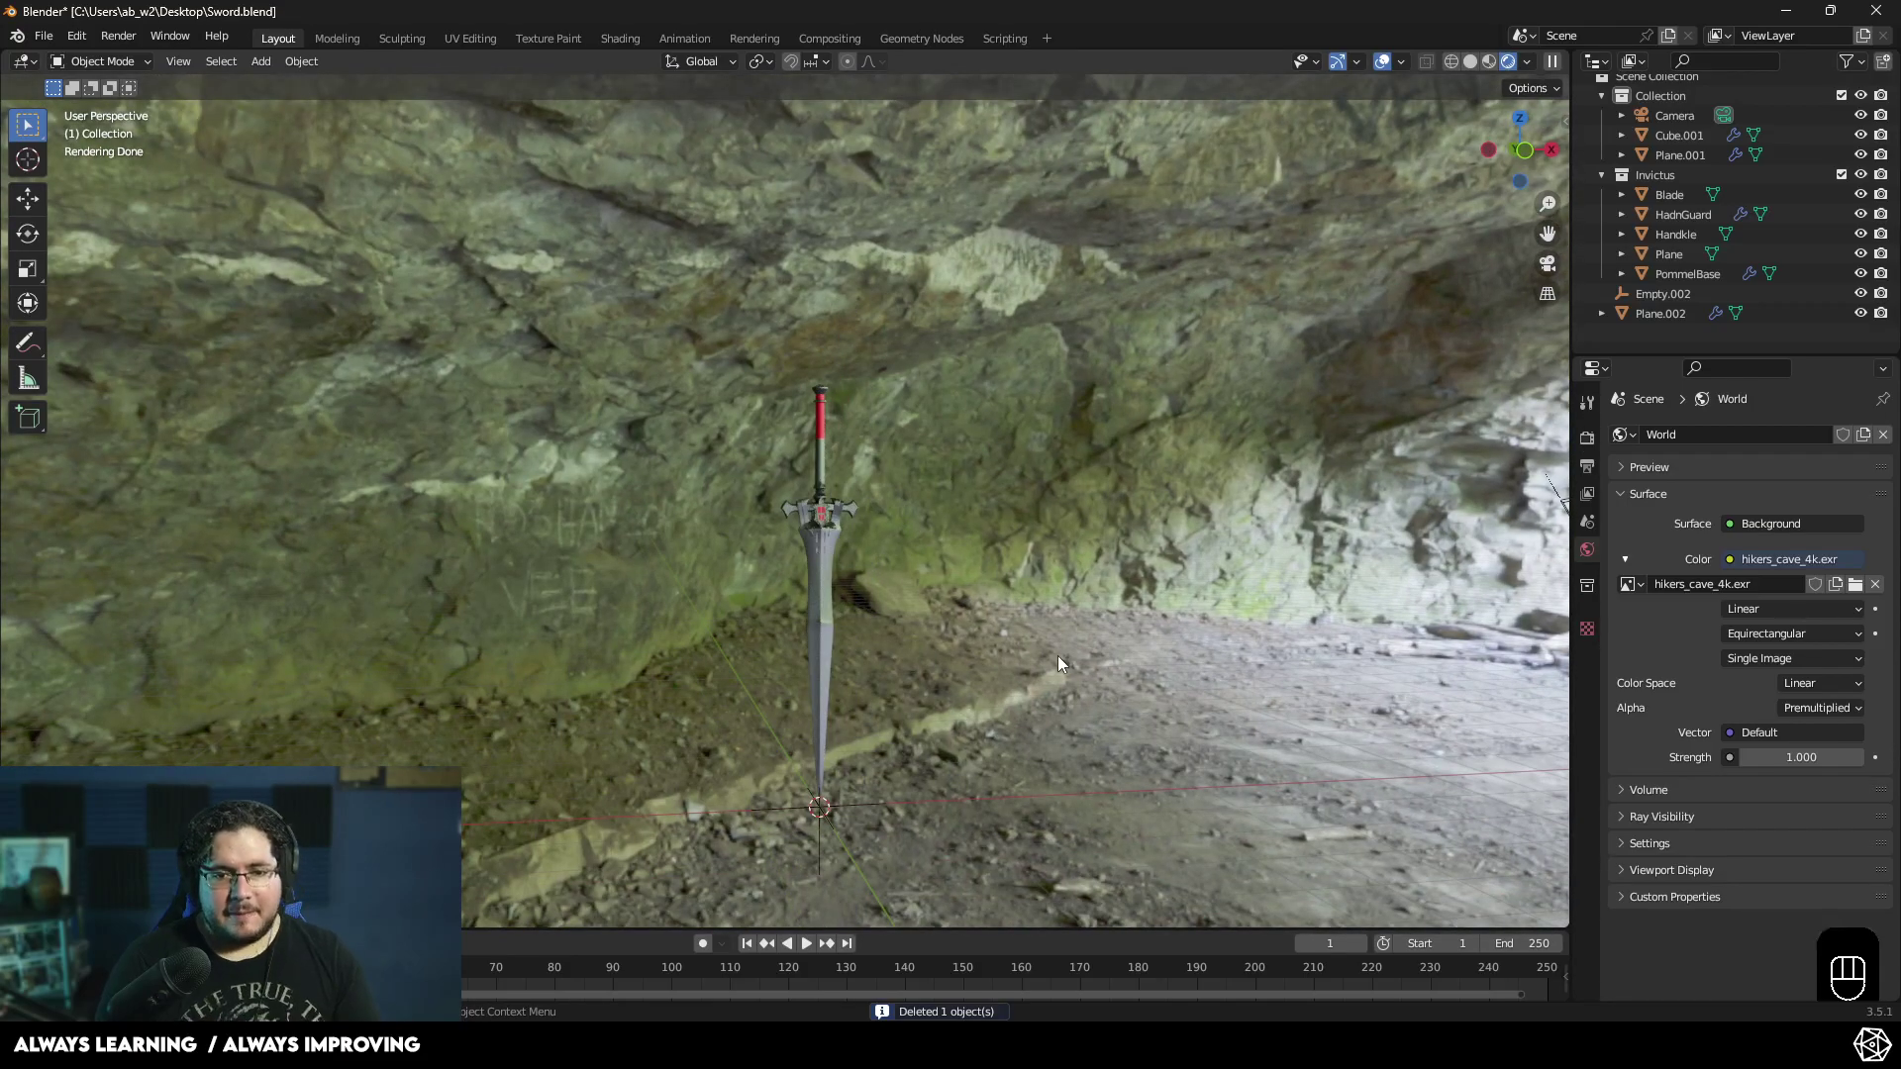
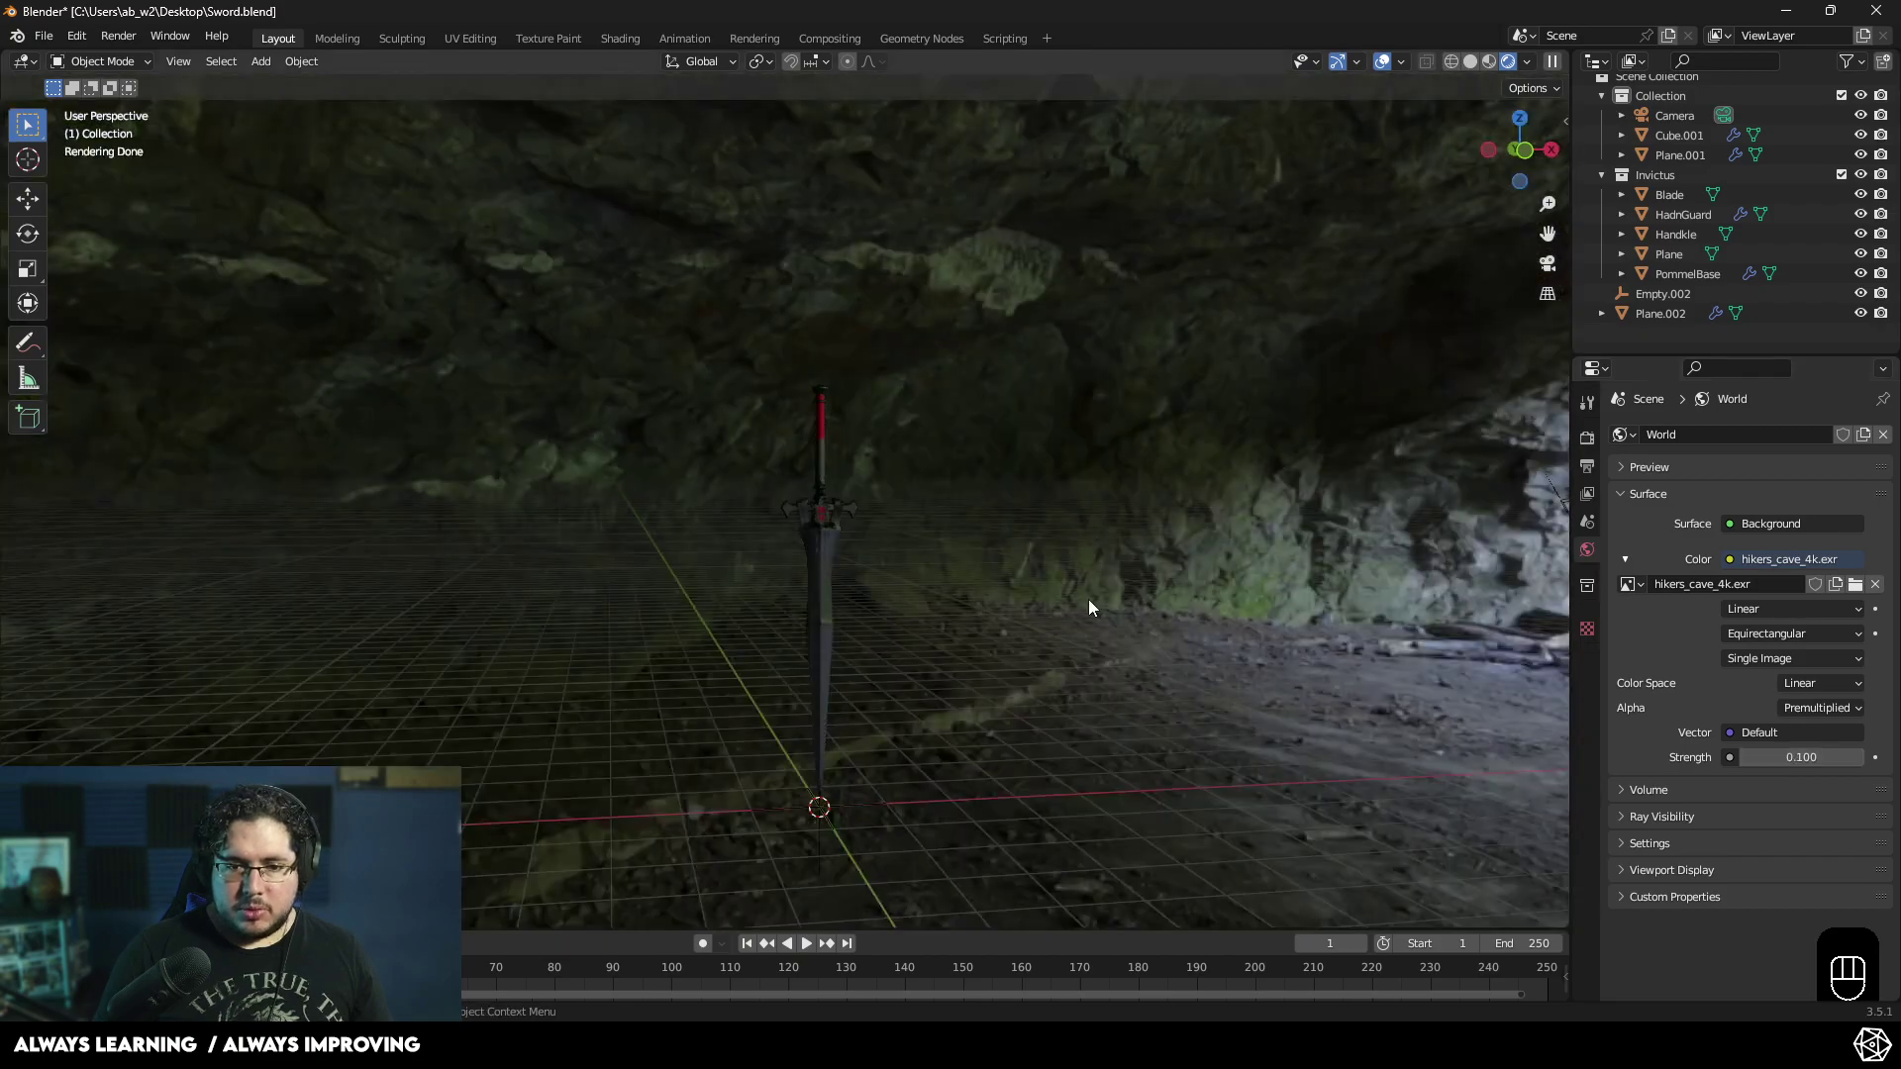
middle_click(945, 688)
drag(1020, 541, 1019, 504)
- Add Plane.003, move and scale it up behind the sword, and rotate it 90 degrees about X
key(shift+a)
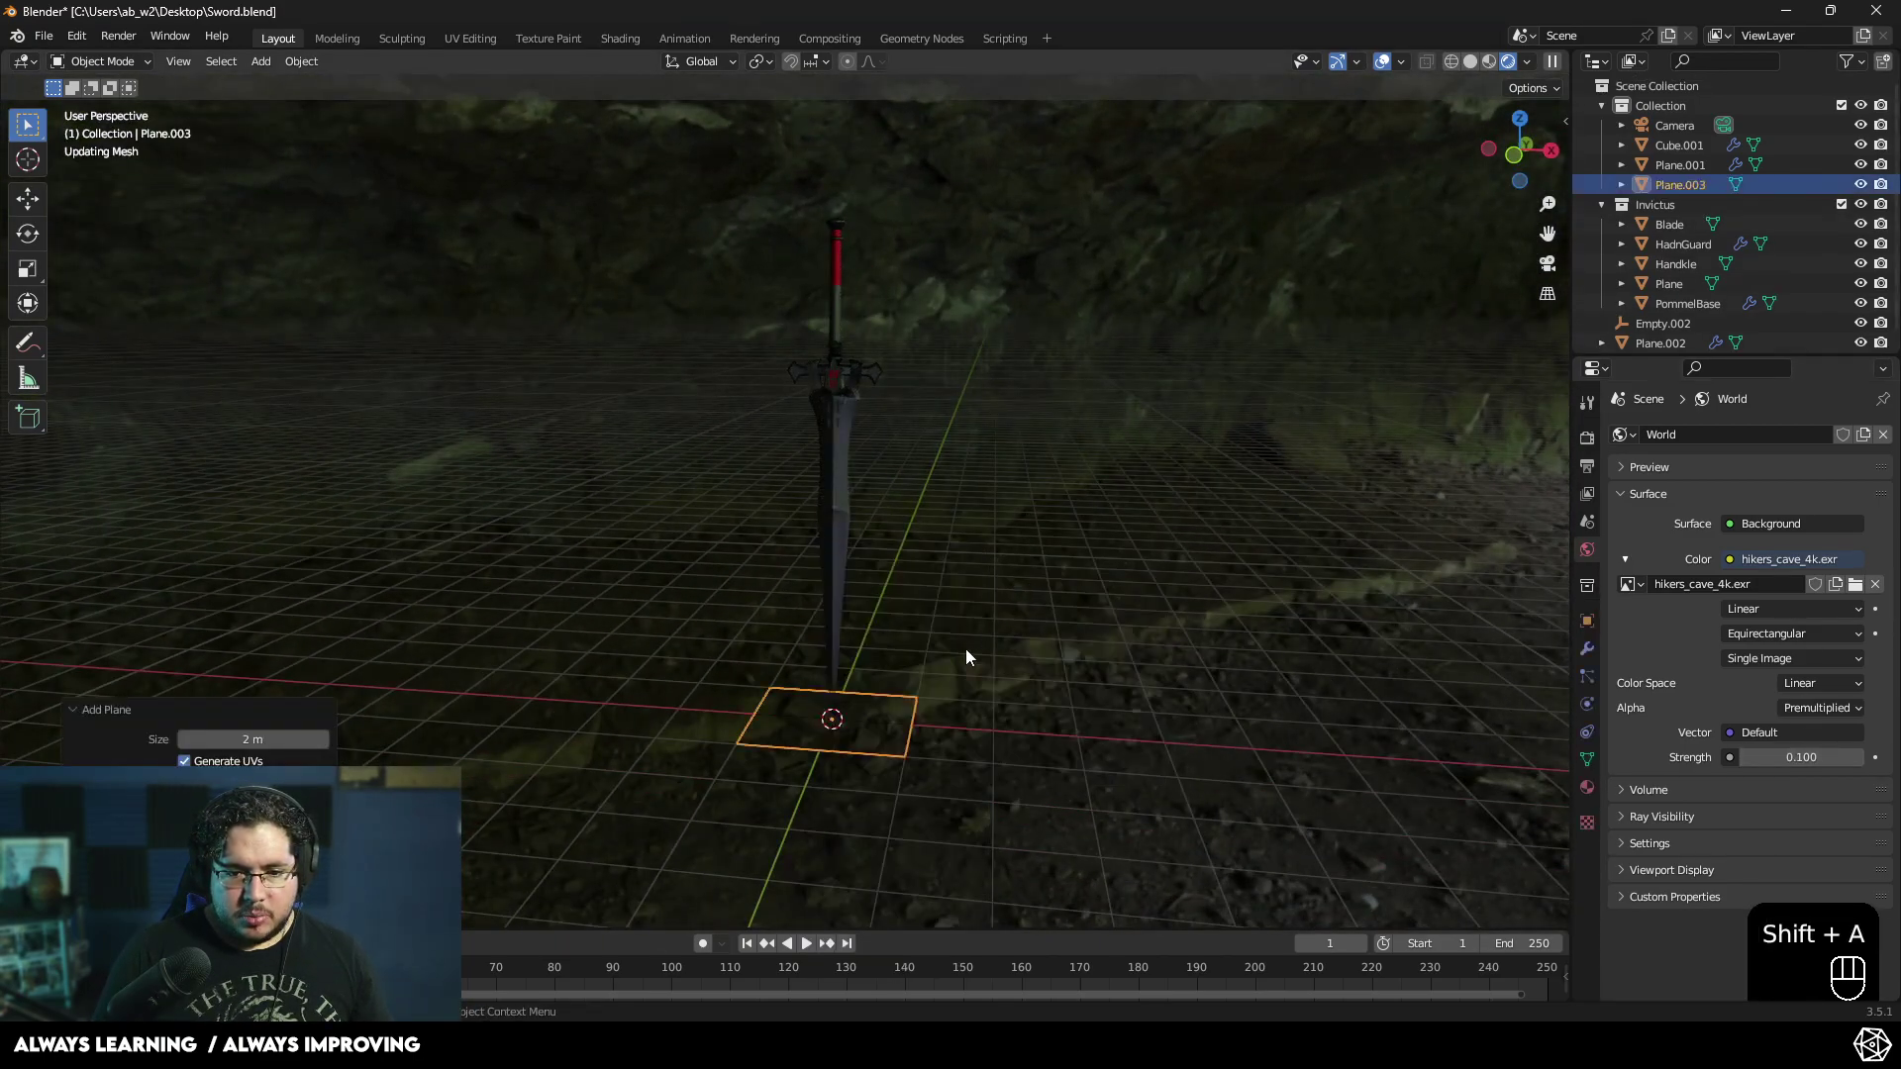
key(g)
key(s)
click(1163, 719)
drag(966, 675, 894, 680)
key(r)
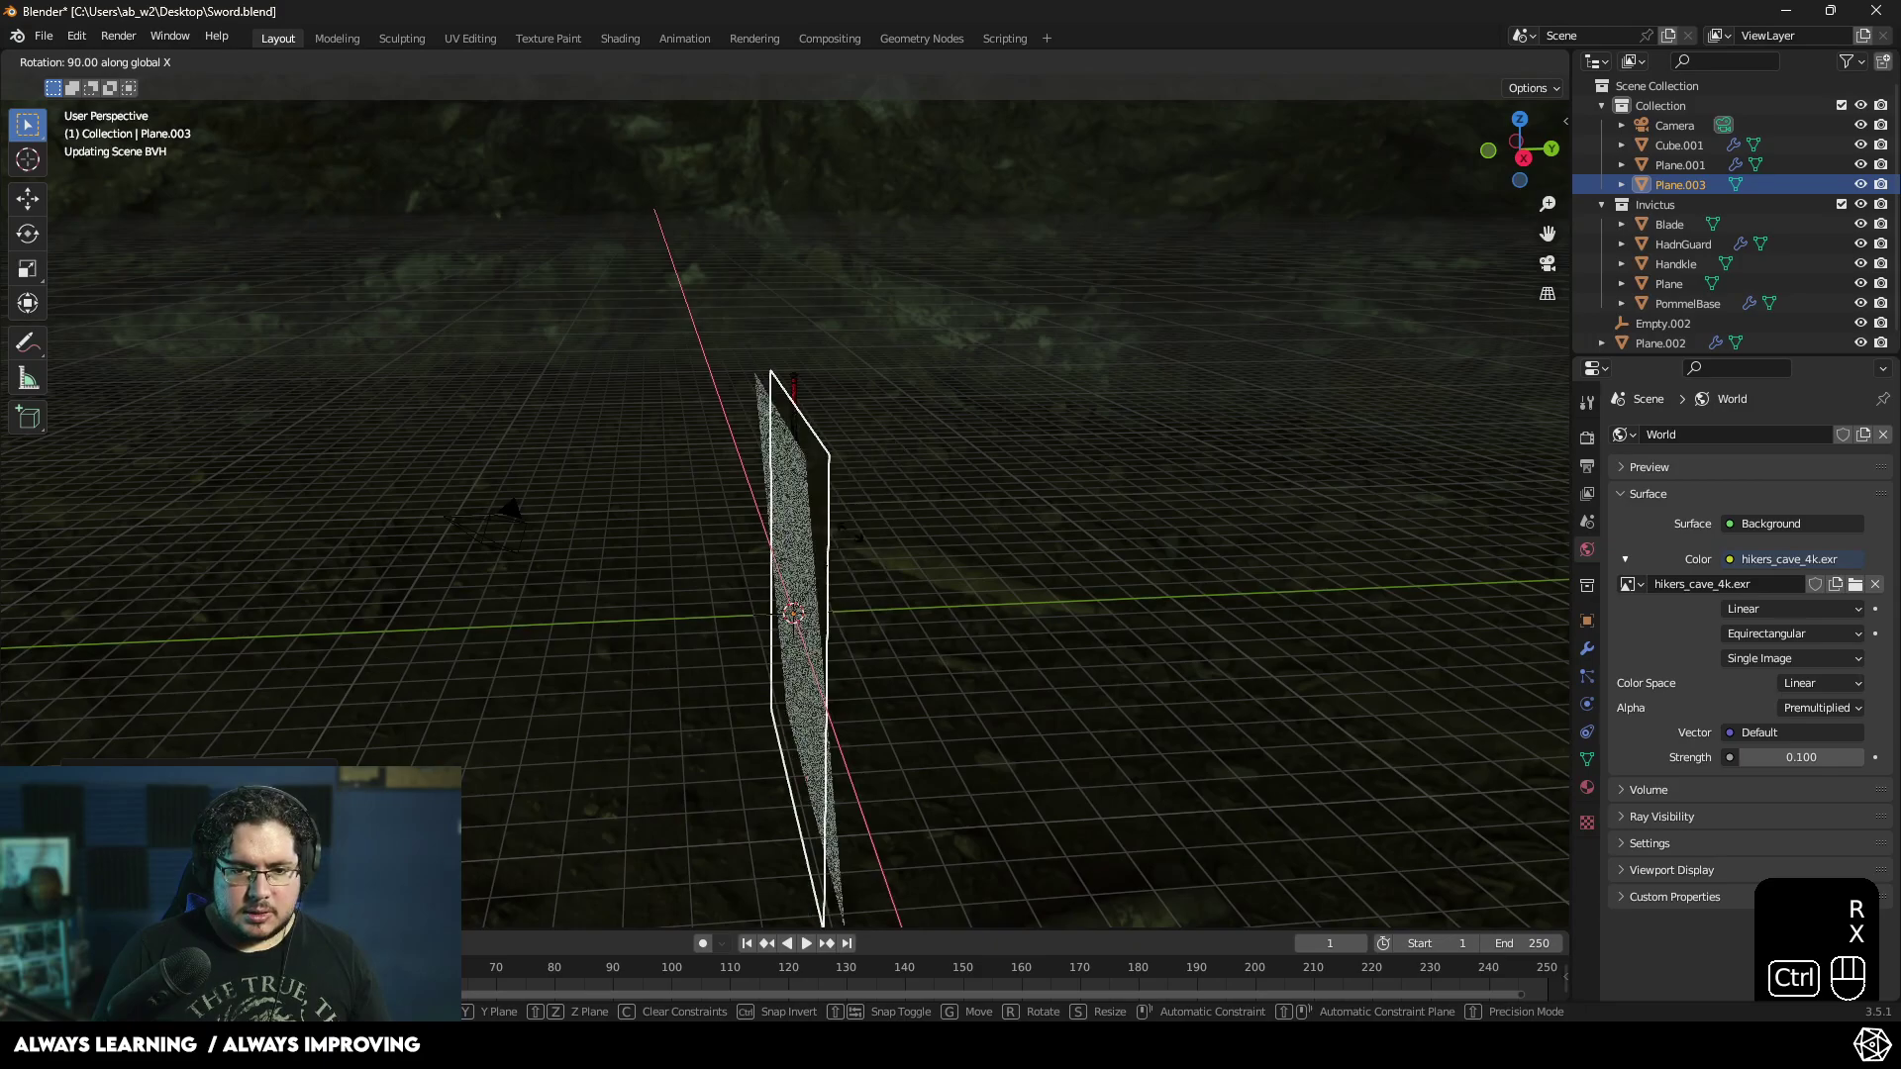
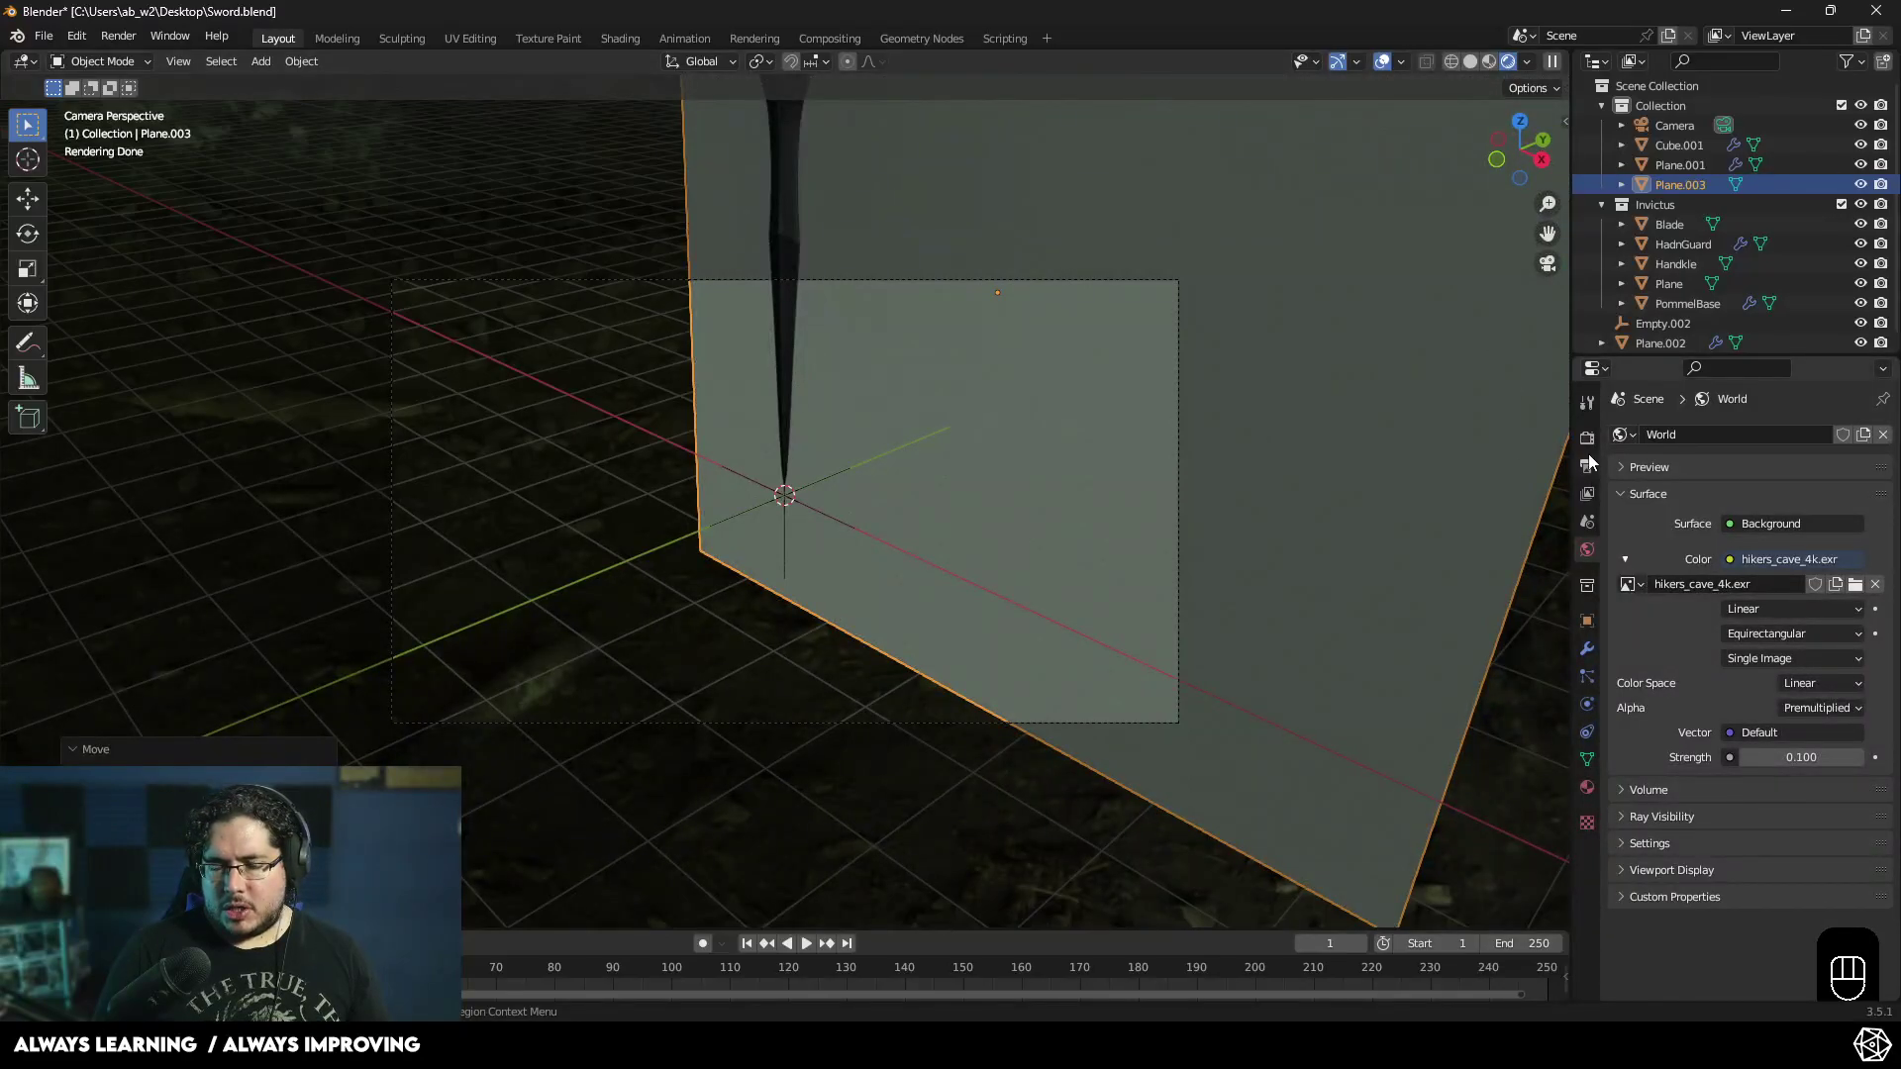
- Set resolution 1080 by 1920 and frame the sword before the backdrop through the locked camera
click(1592, 469)
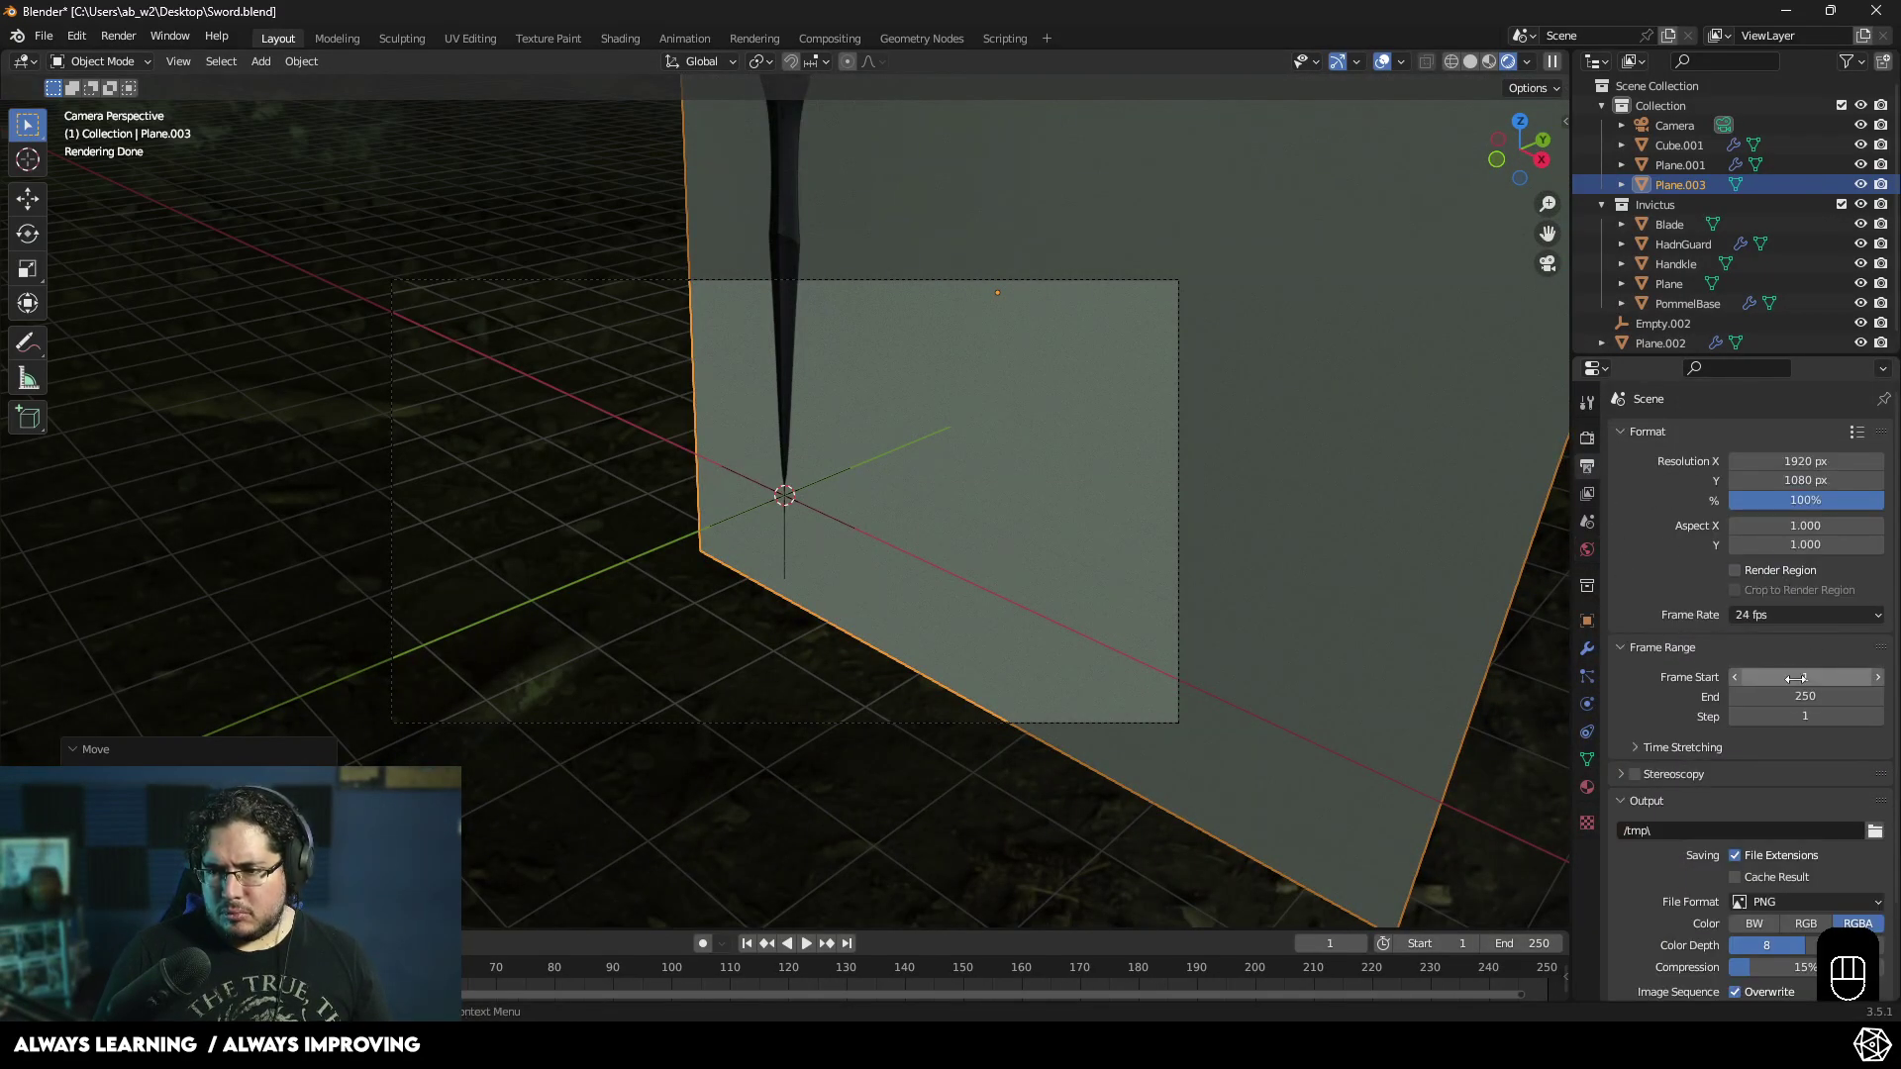
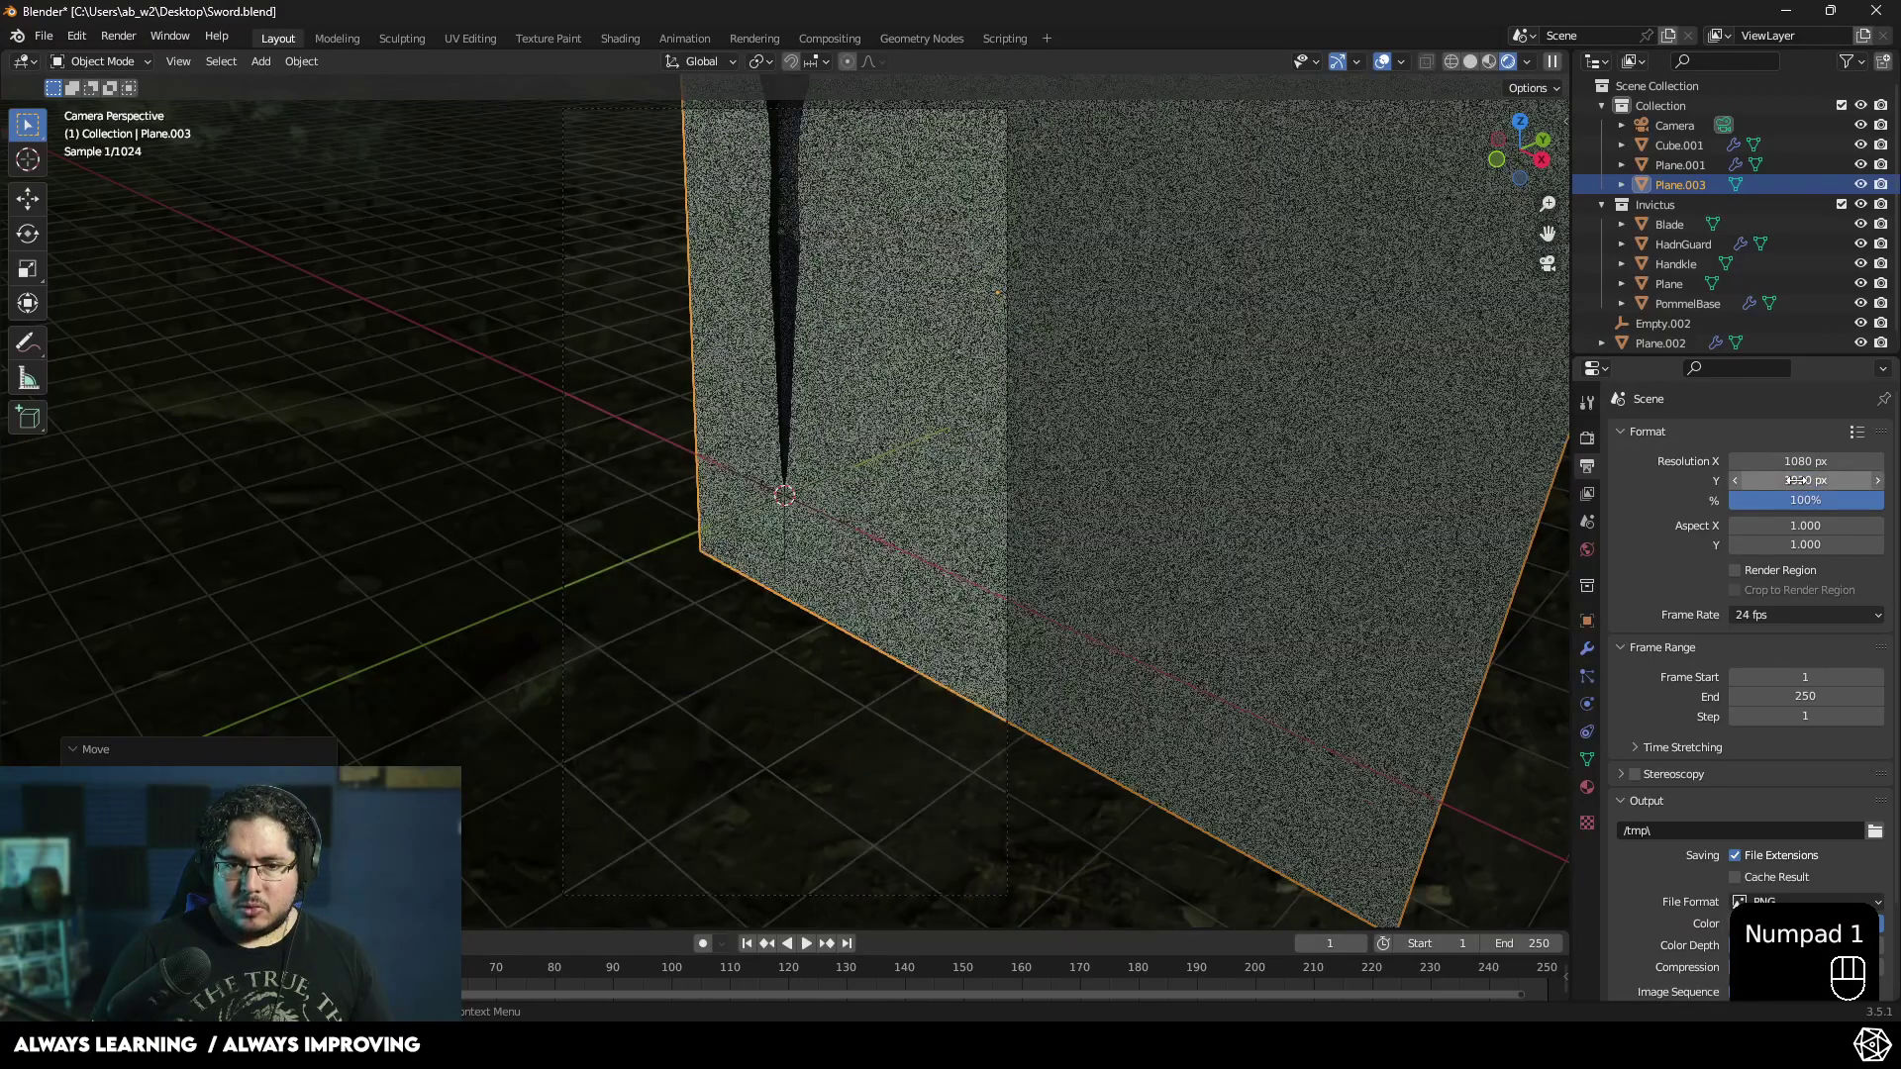
middle_click(980, 531)
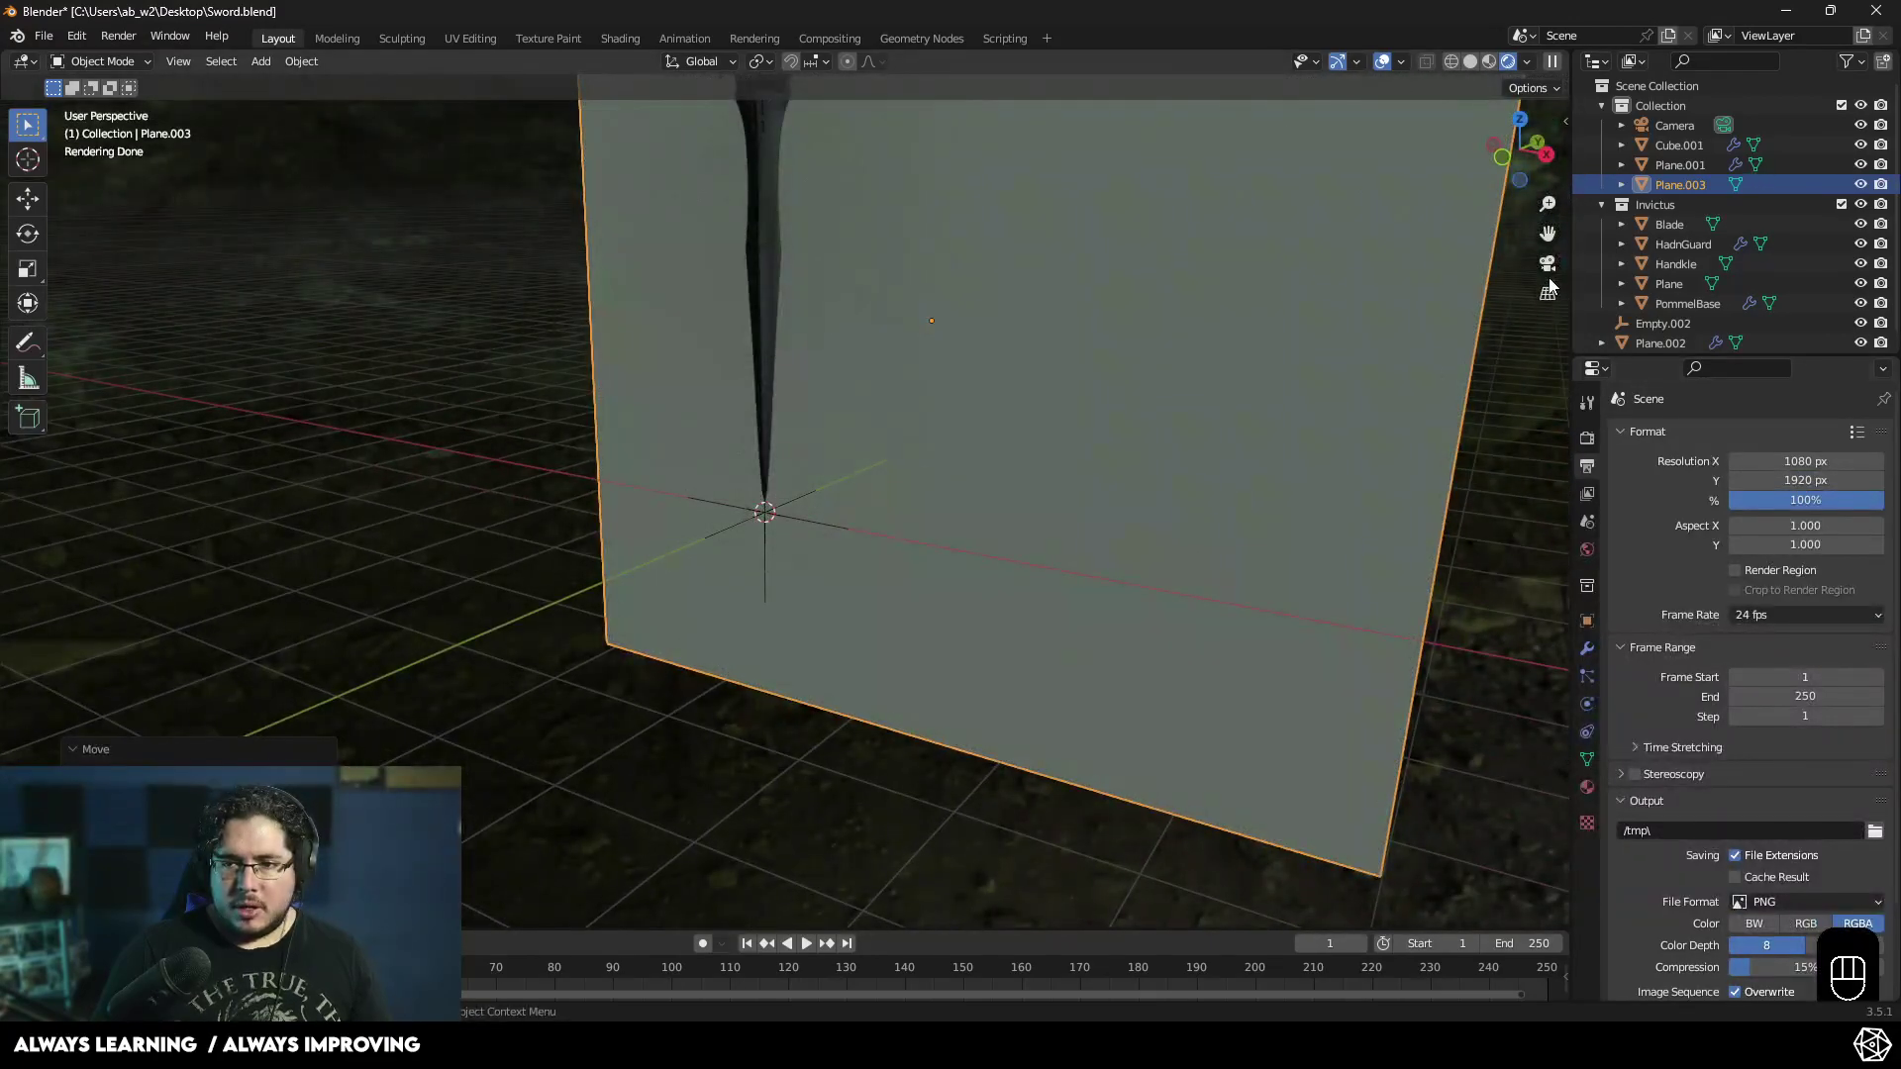
key(n)
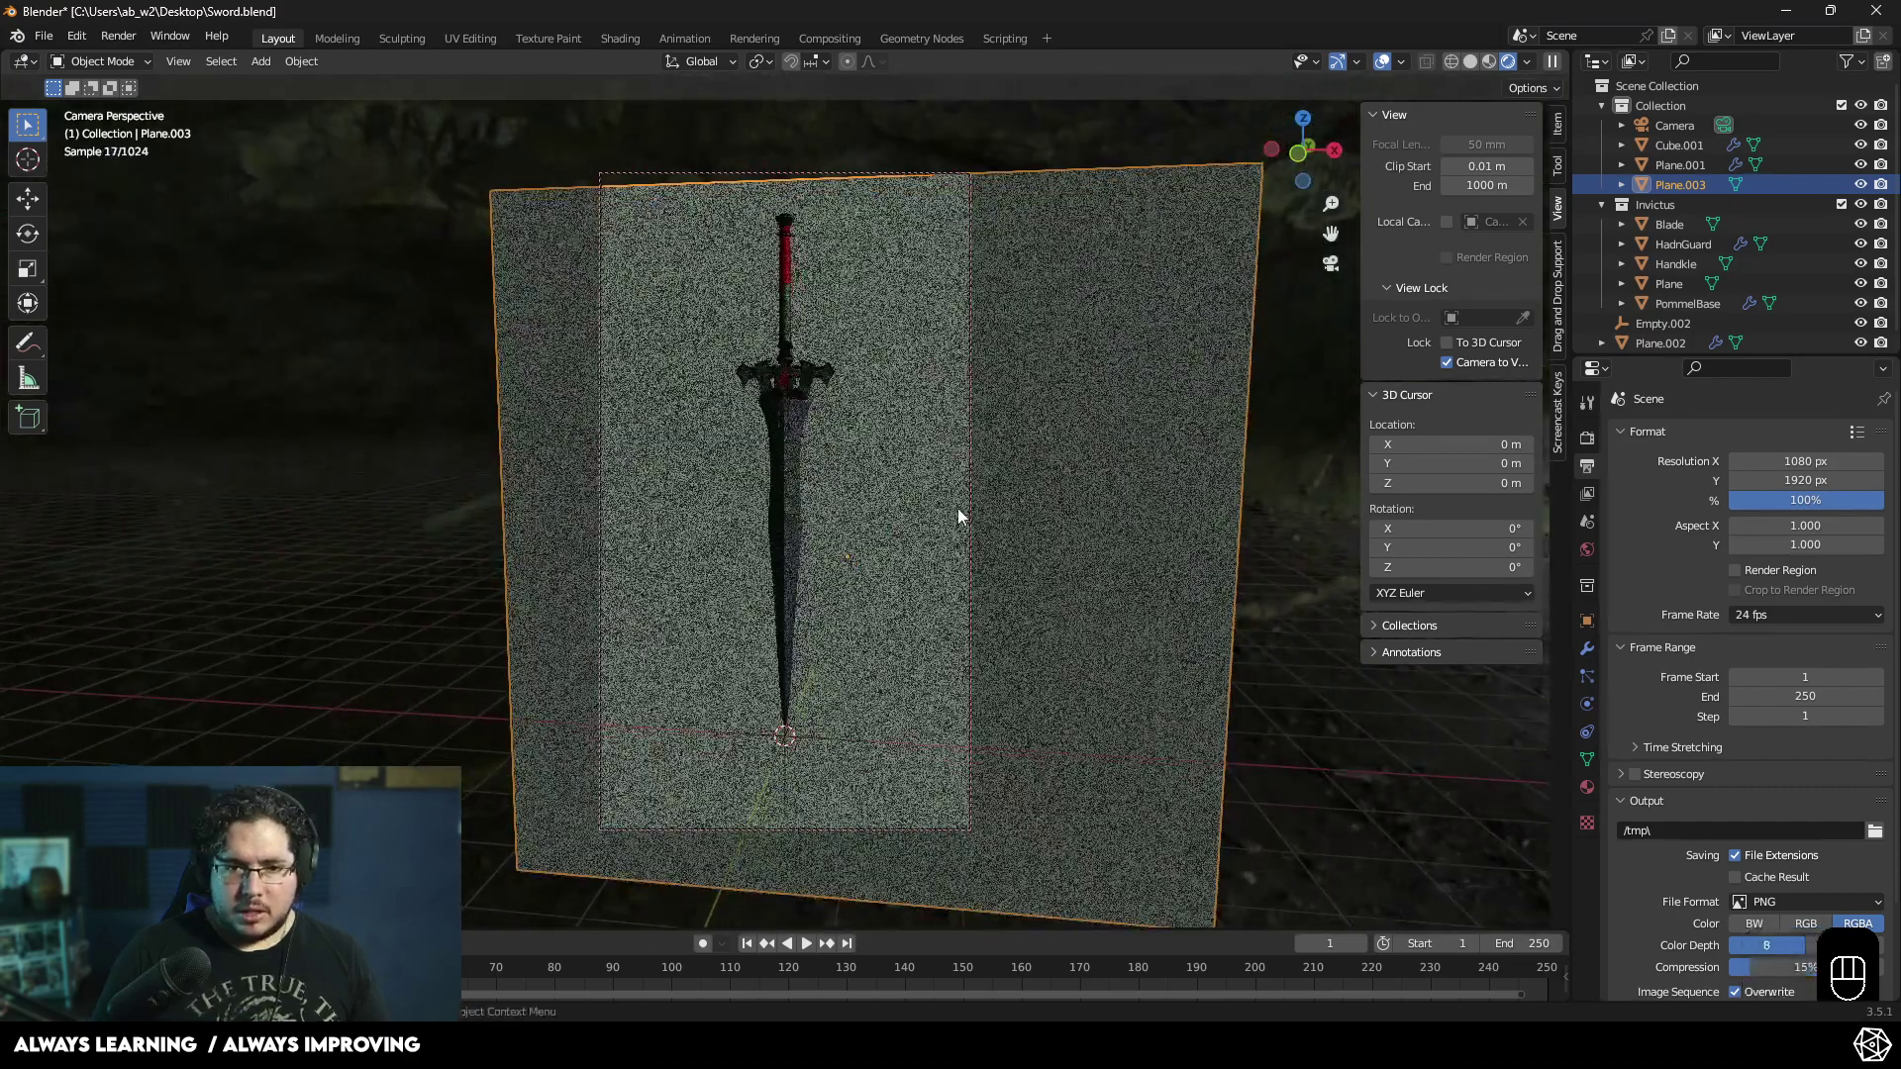
middle_click(984, 525)
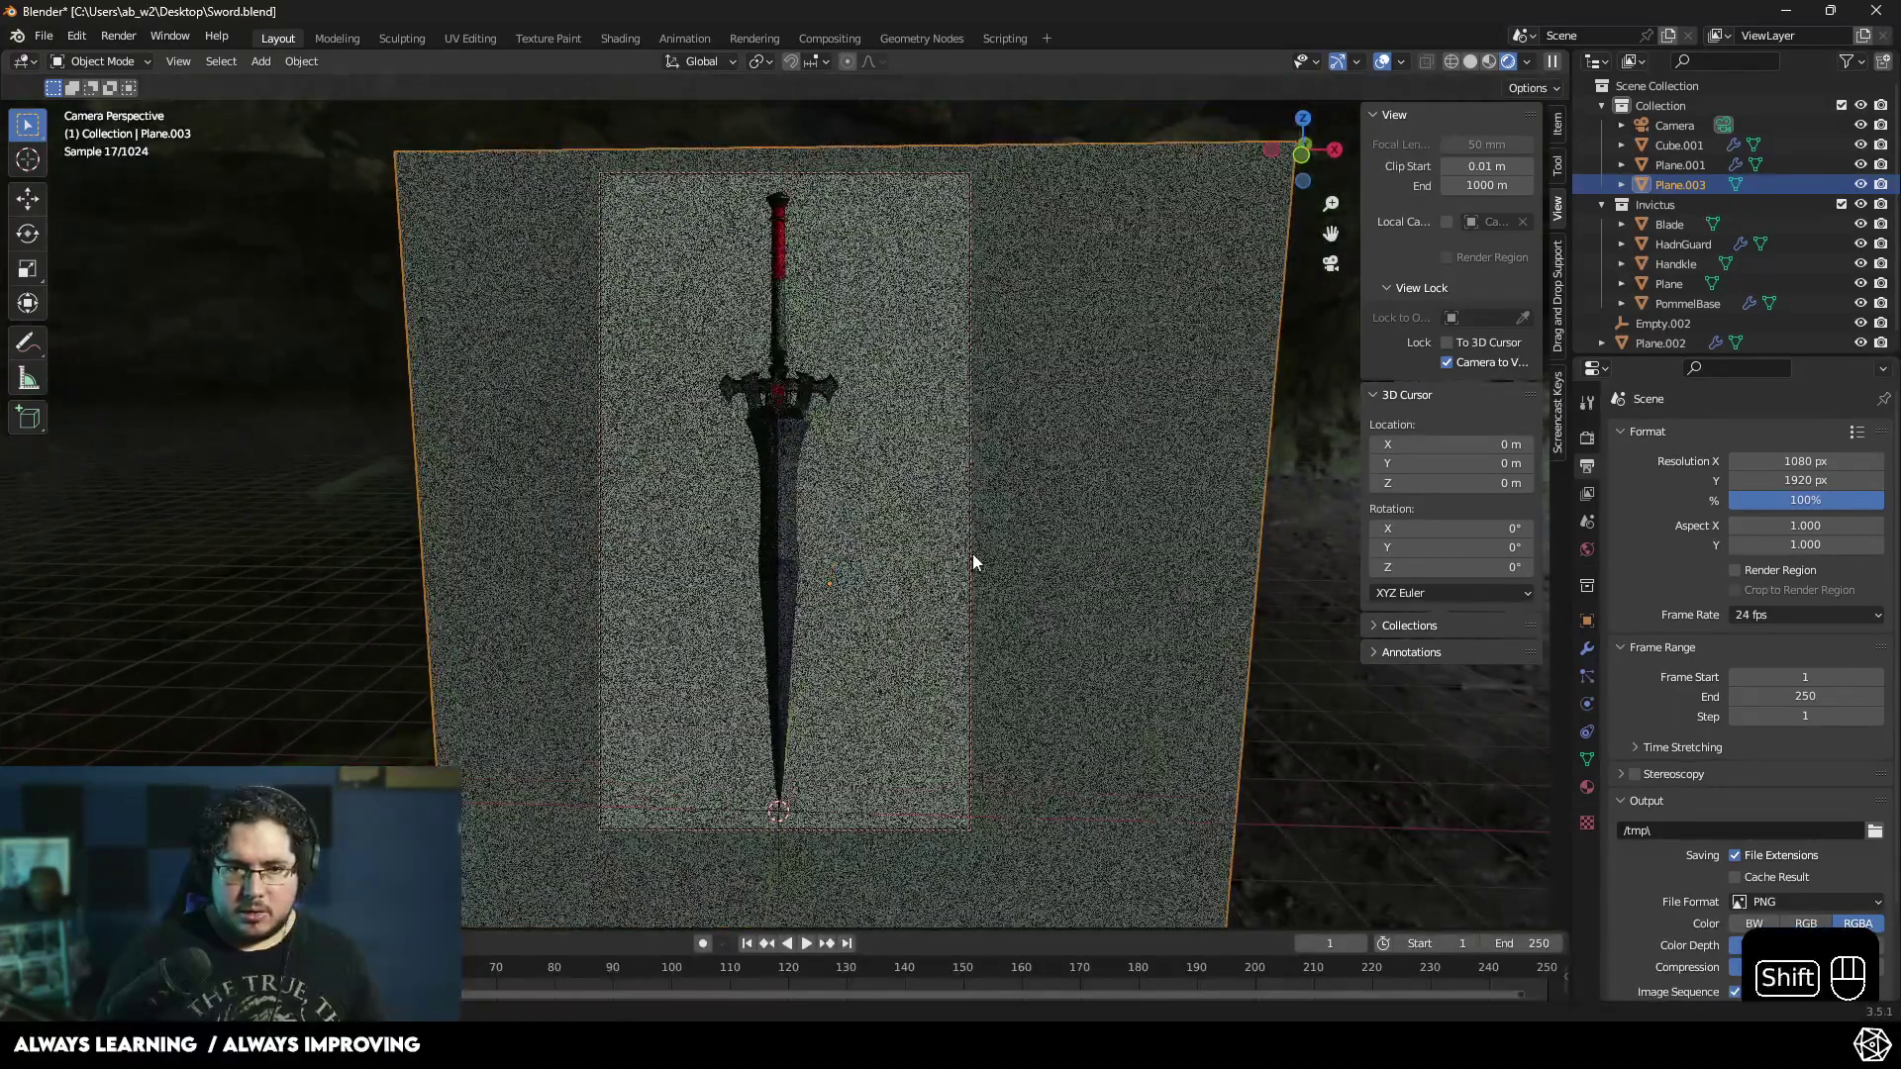
middle_click(977, 559)
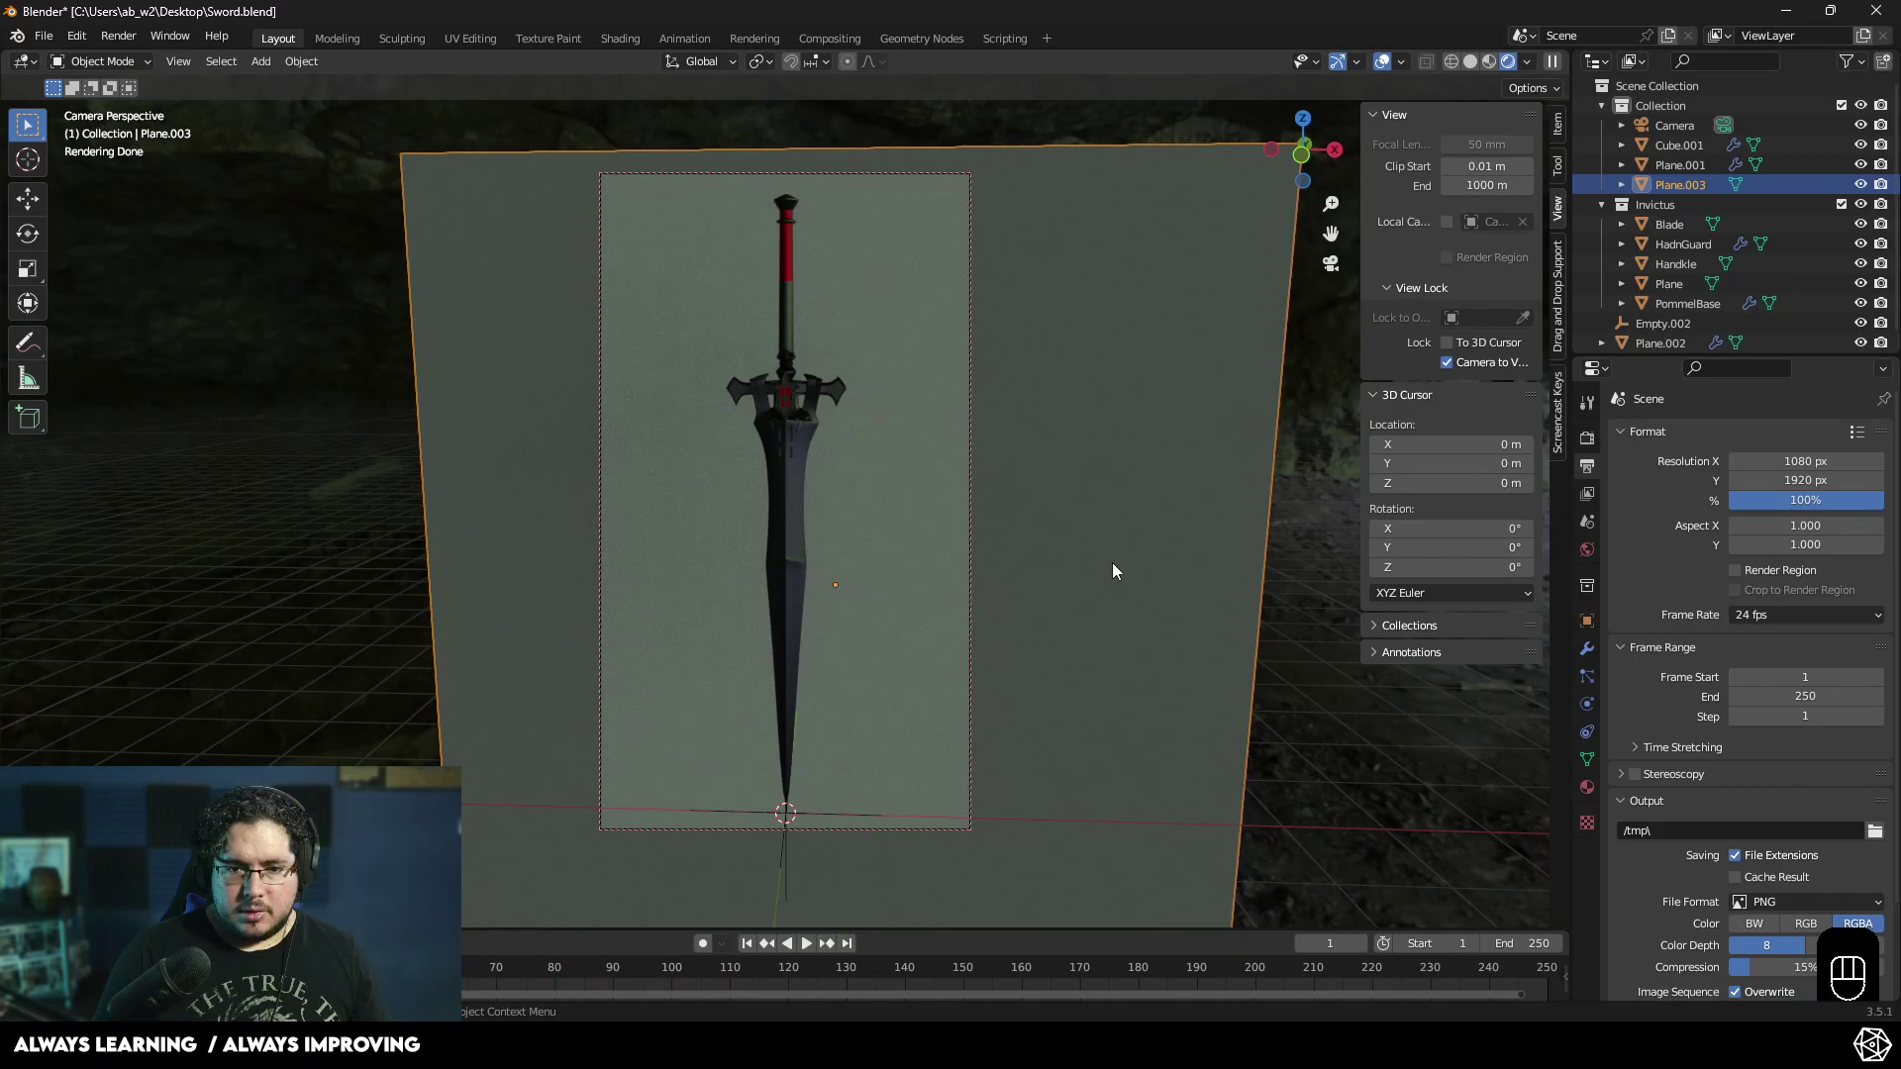
click(1117, 569)
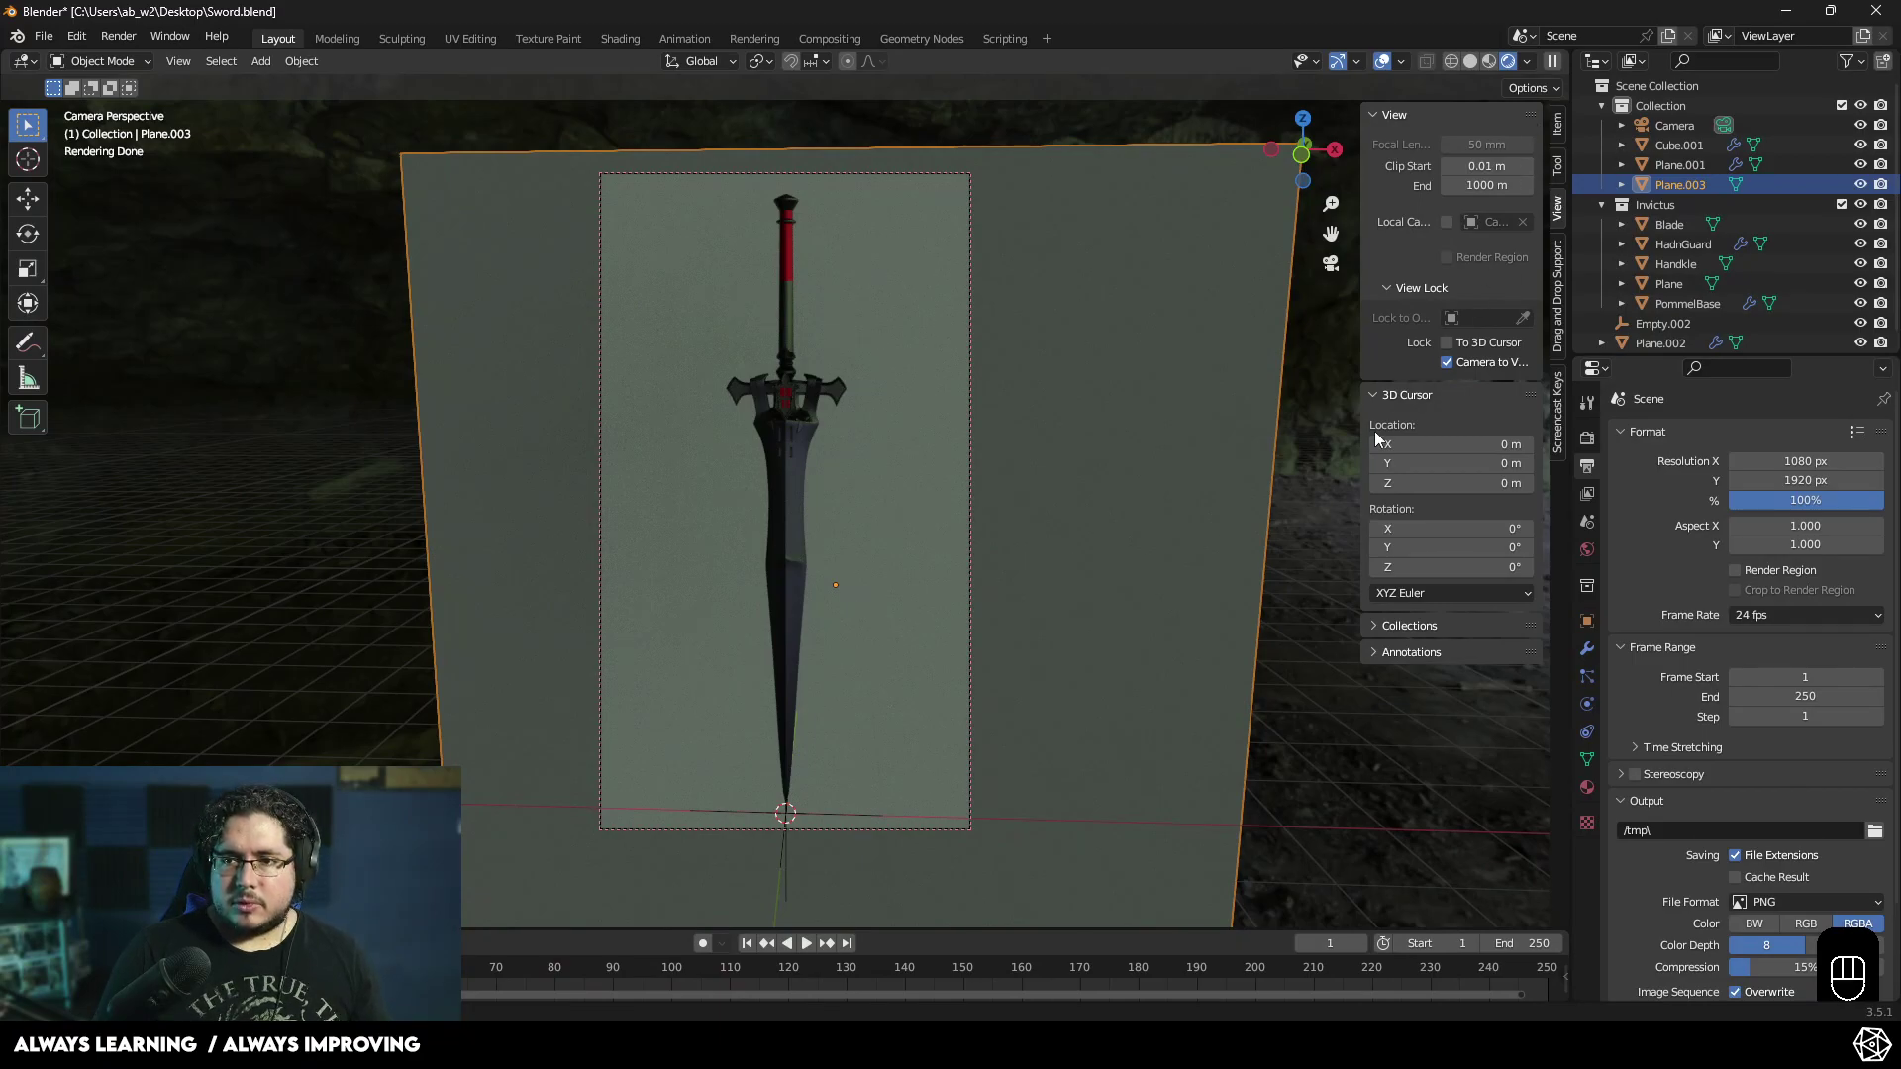
- Give the backdrop plane a new material with a near-black base colour
key(n)
click(1211, 477)
click(1606, 800)
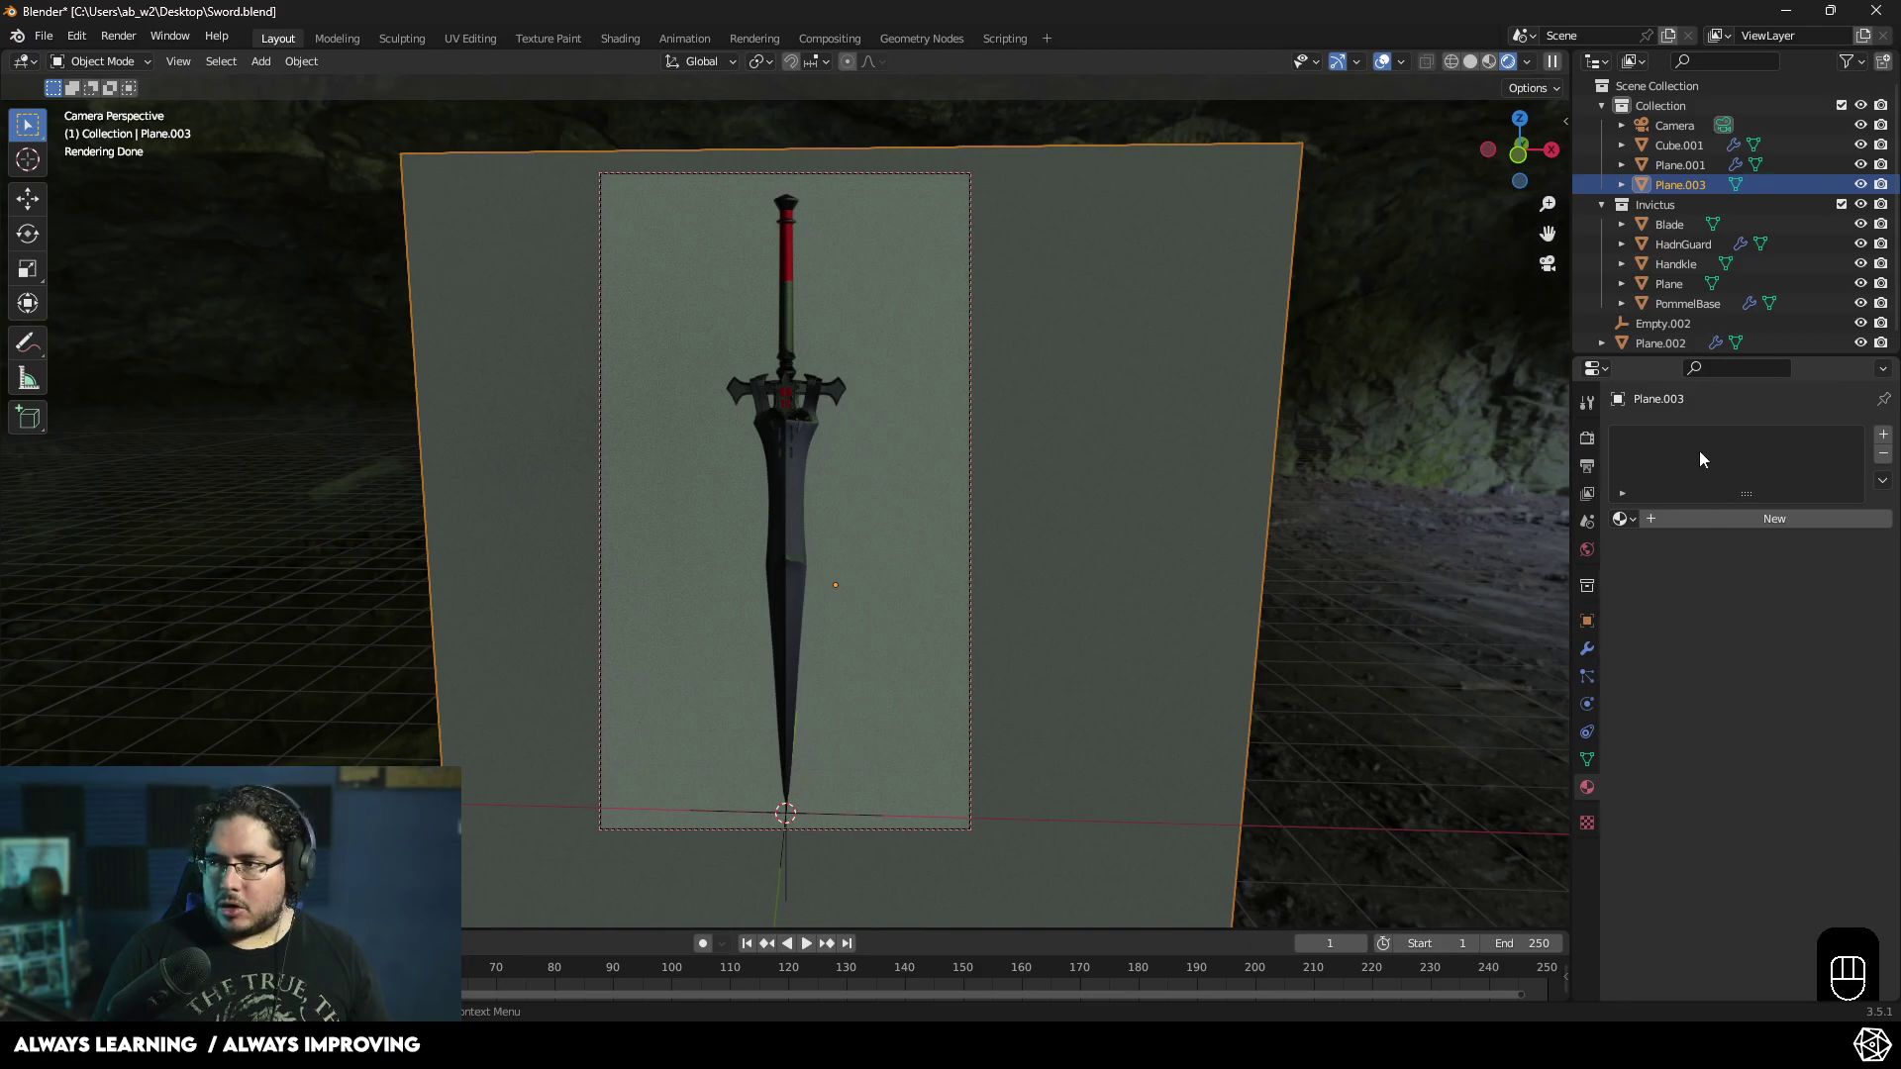
click(1664, 528)
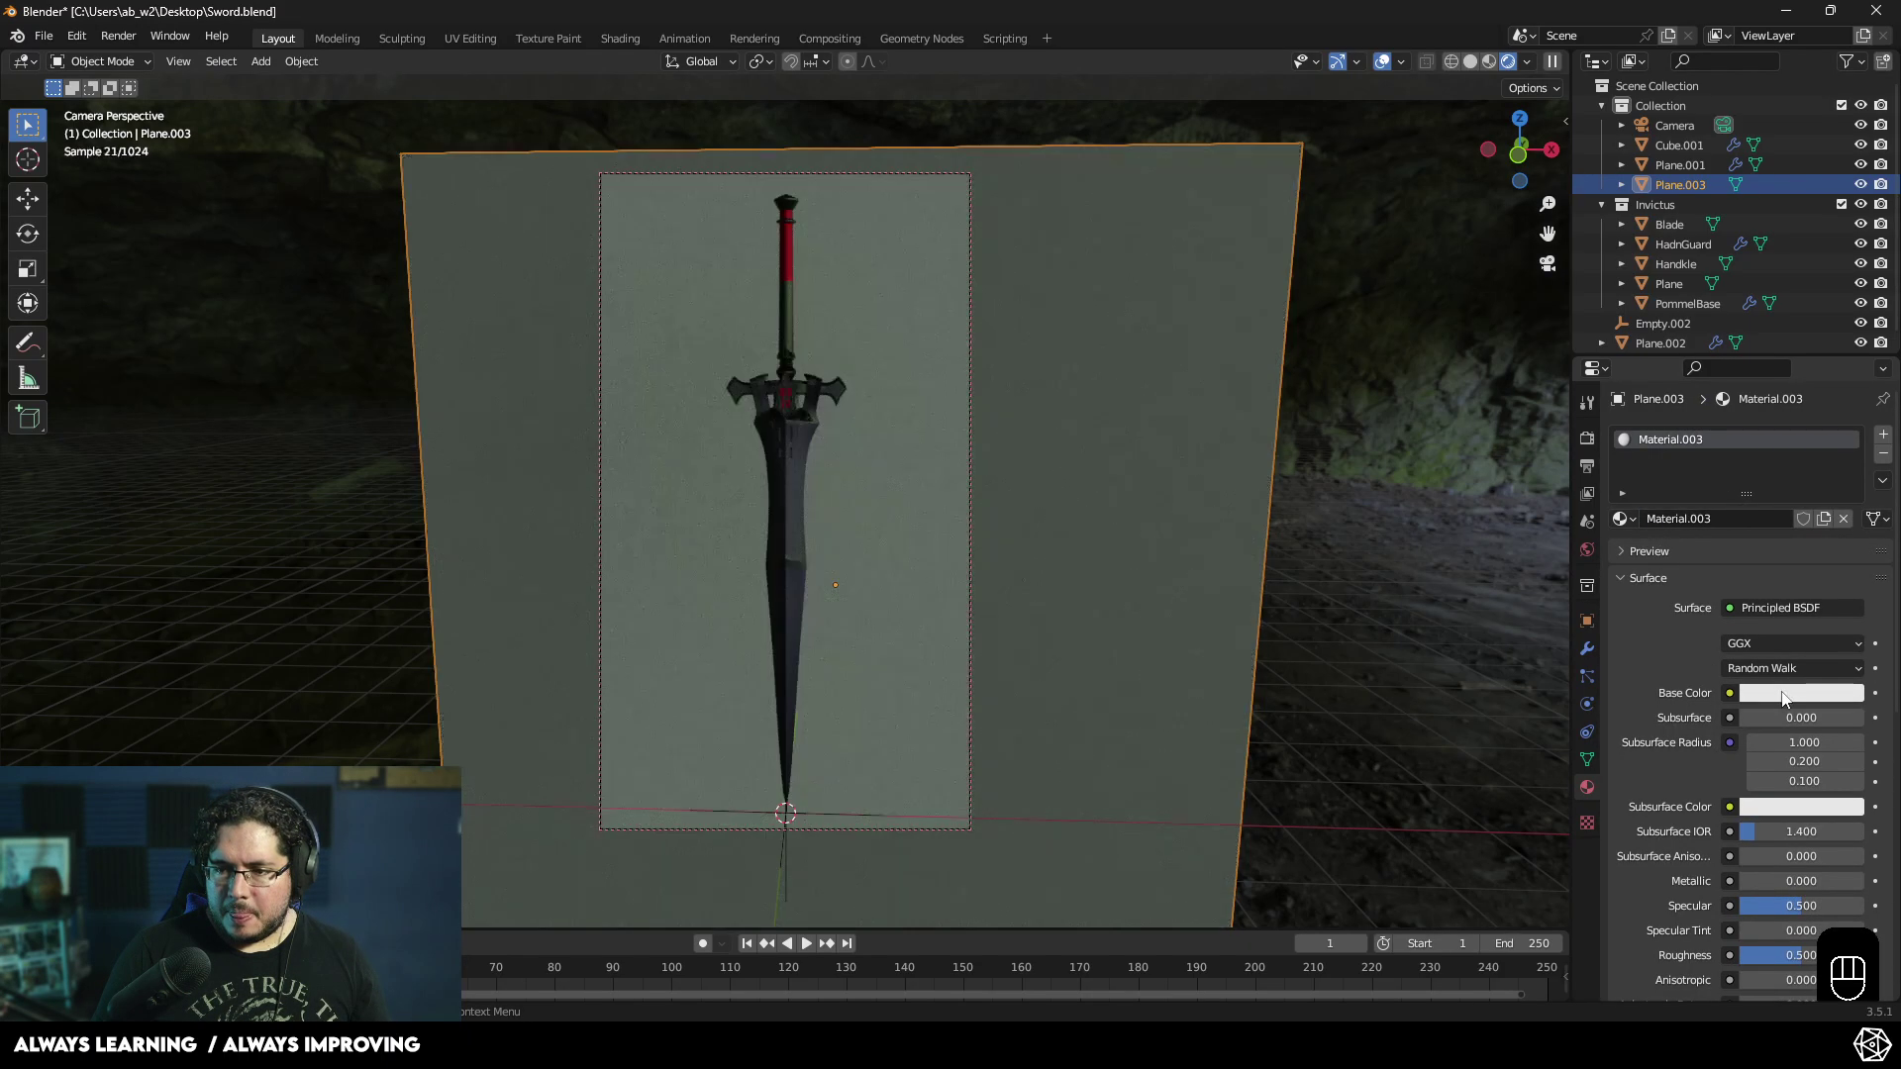
click(1788, 696)
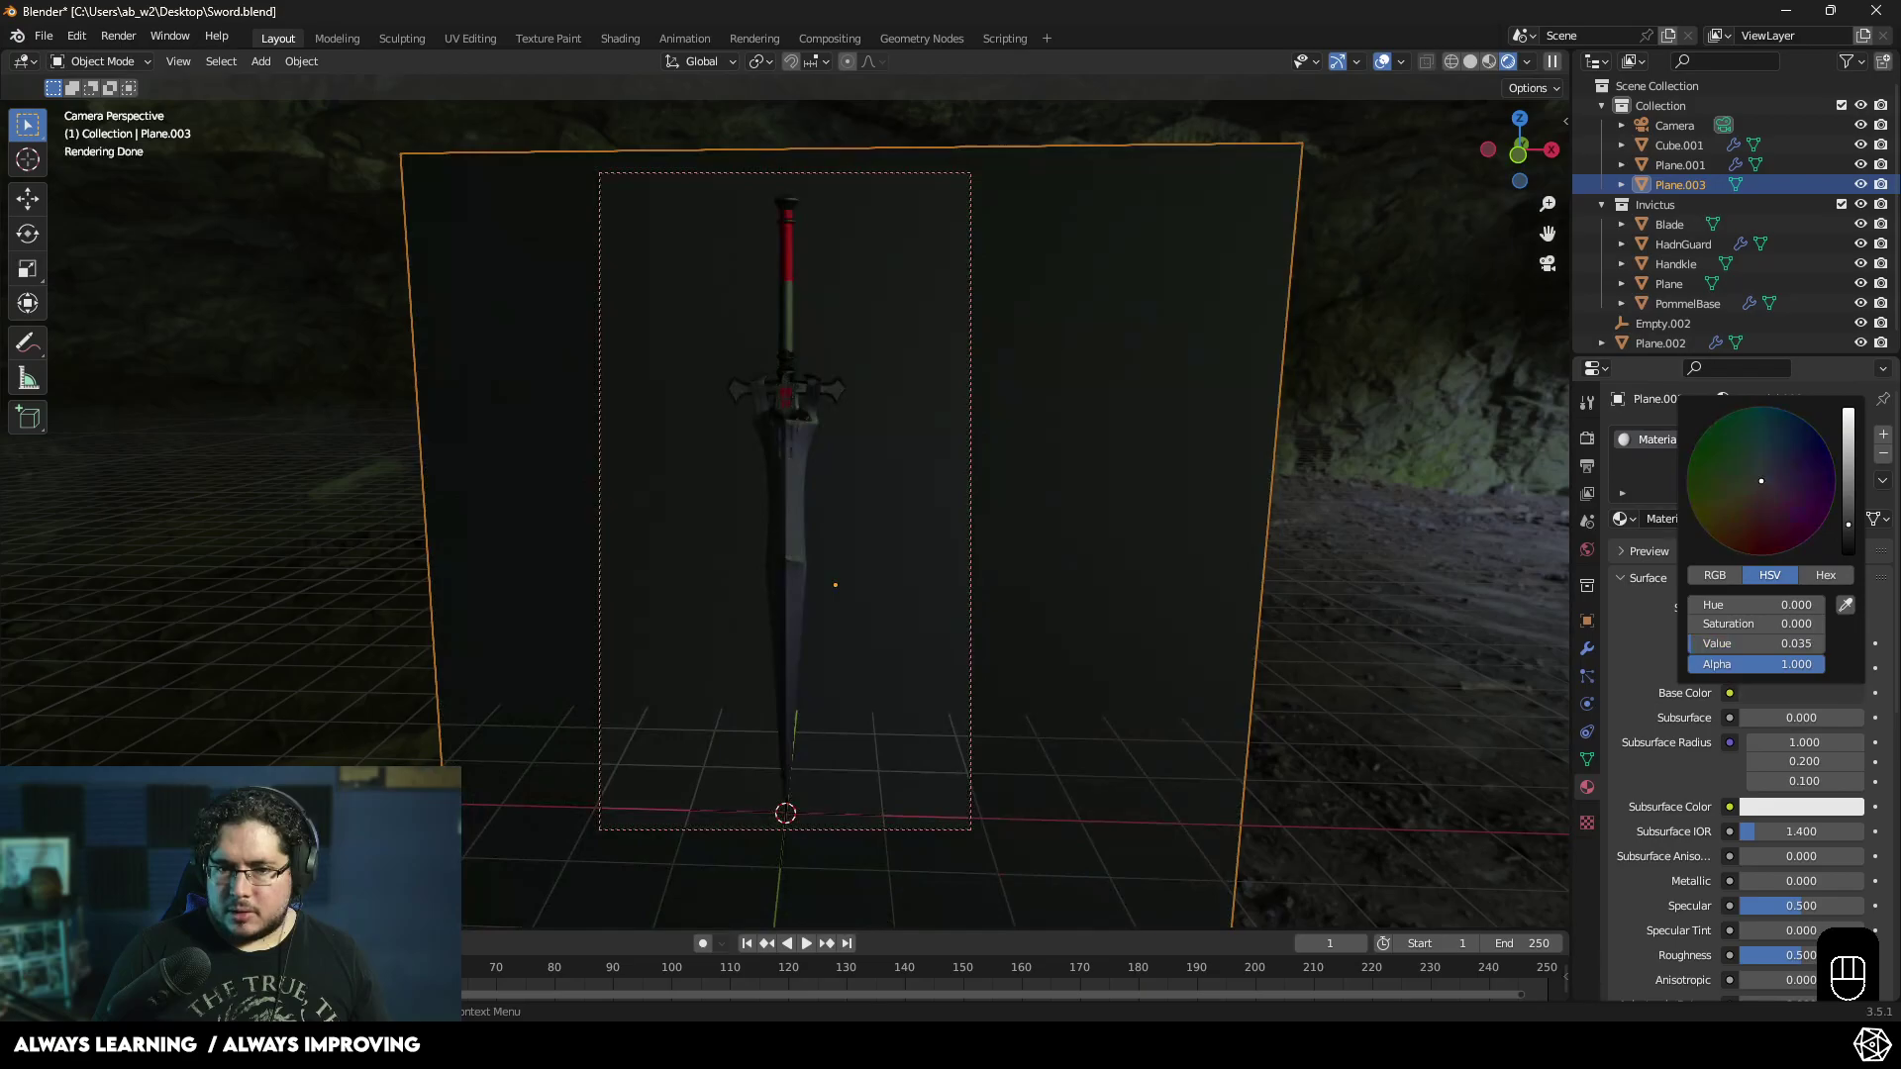
click(1495, 604)
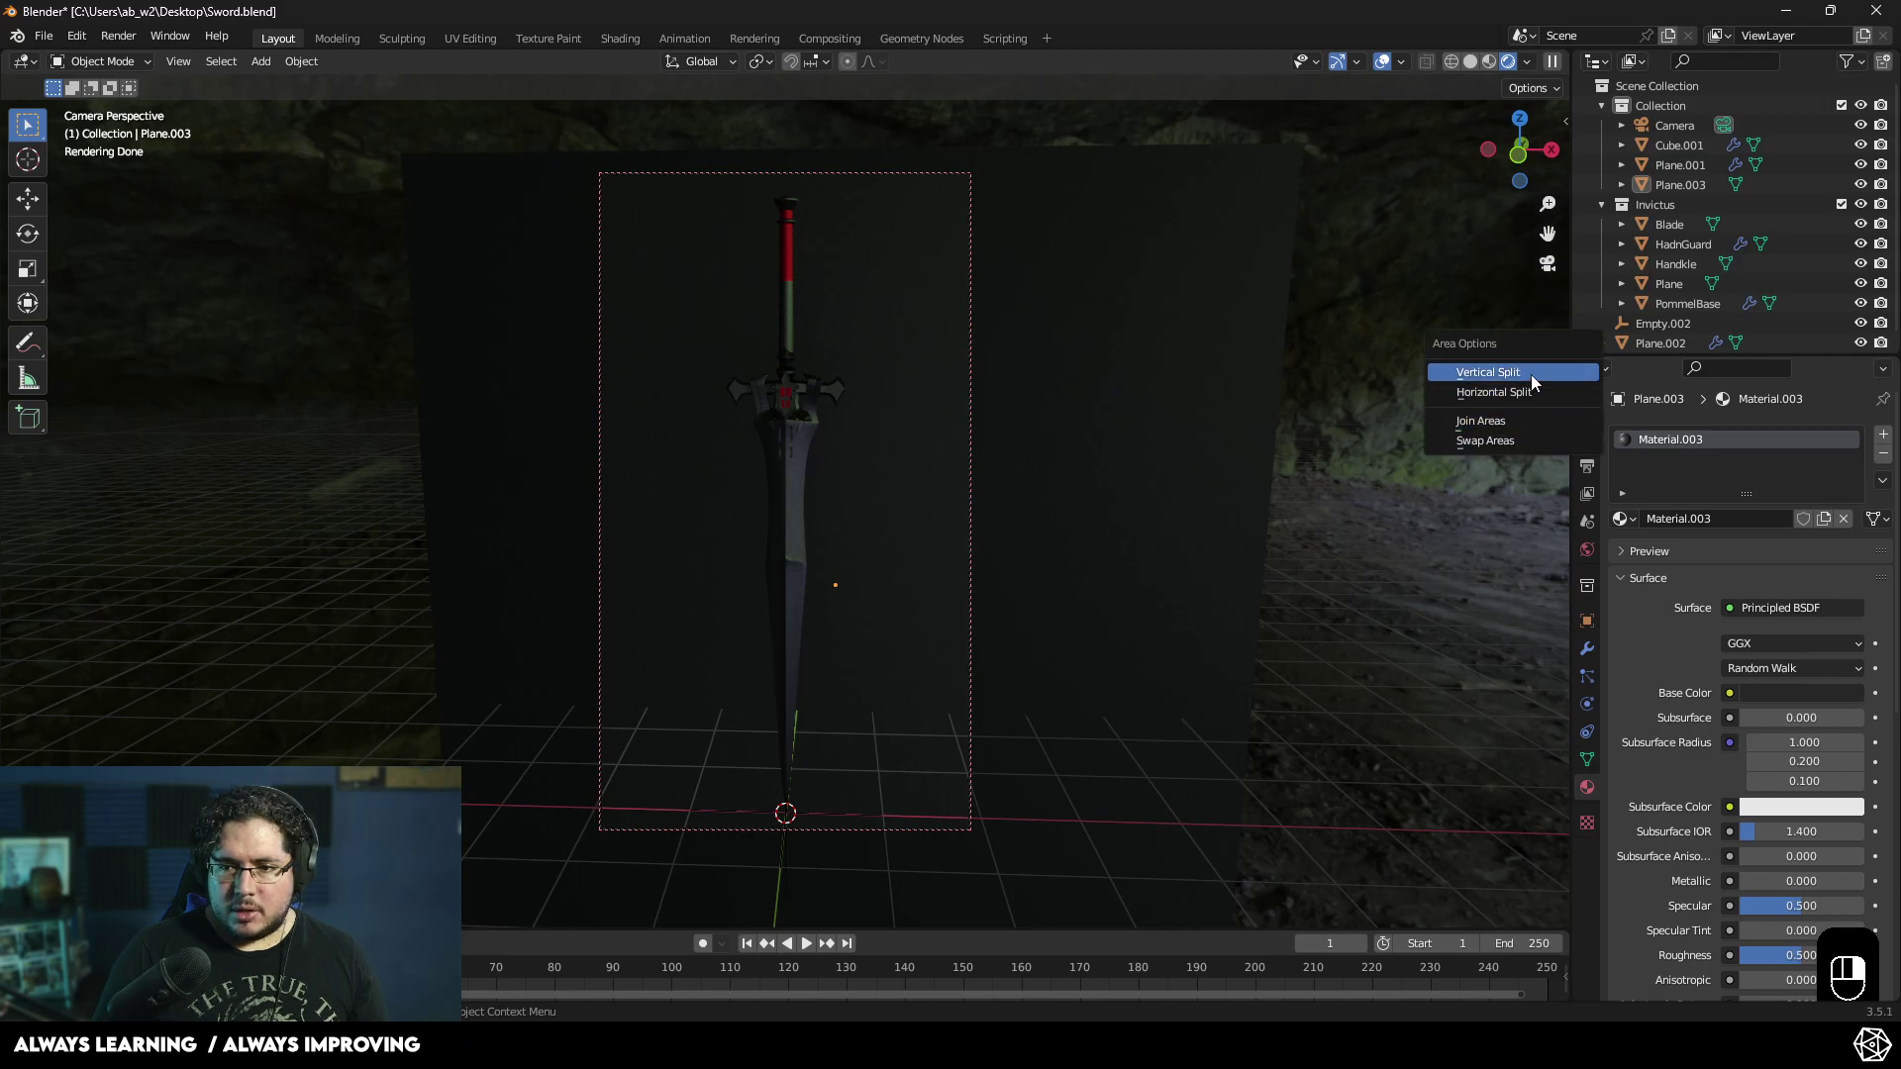
- Split the viewport in two and set the left view to Solid shading
click(1171, 515)
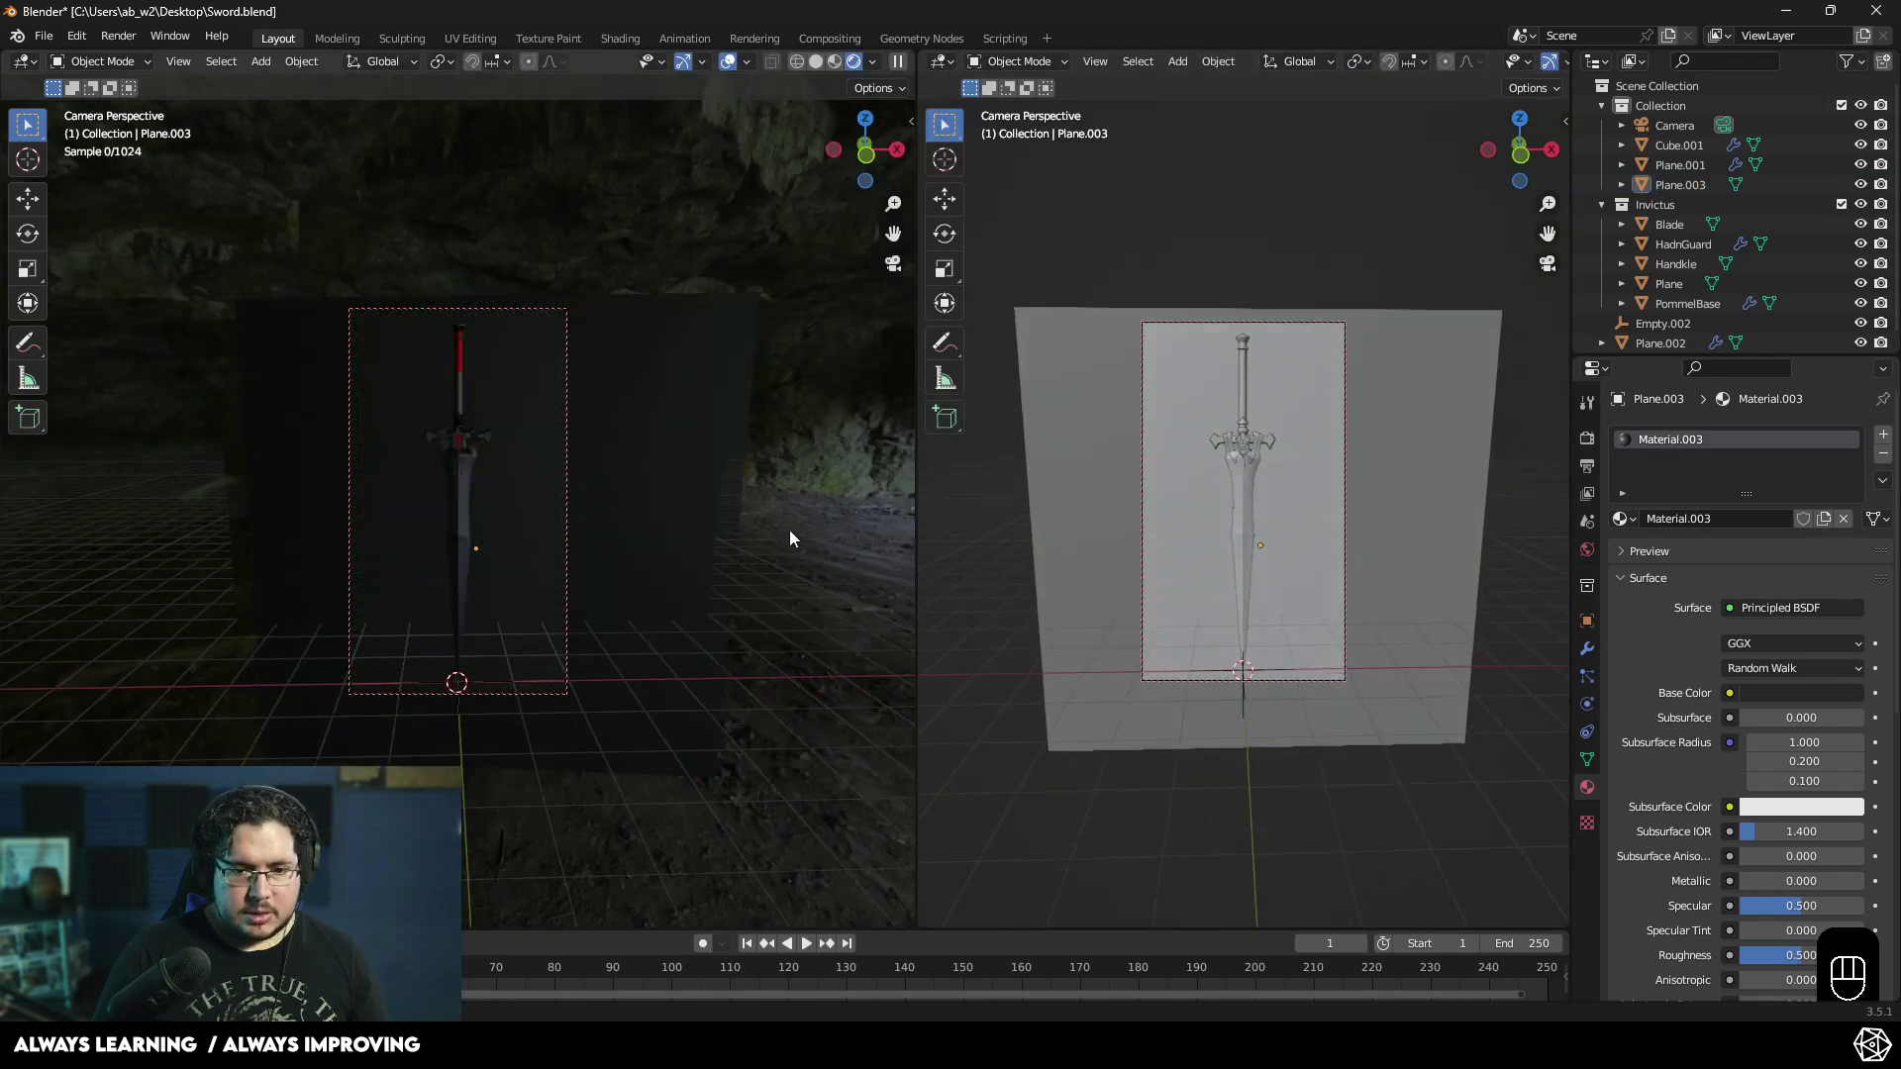
drag(728, 432, 699, 454)
middle_click(634, 502)
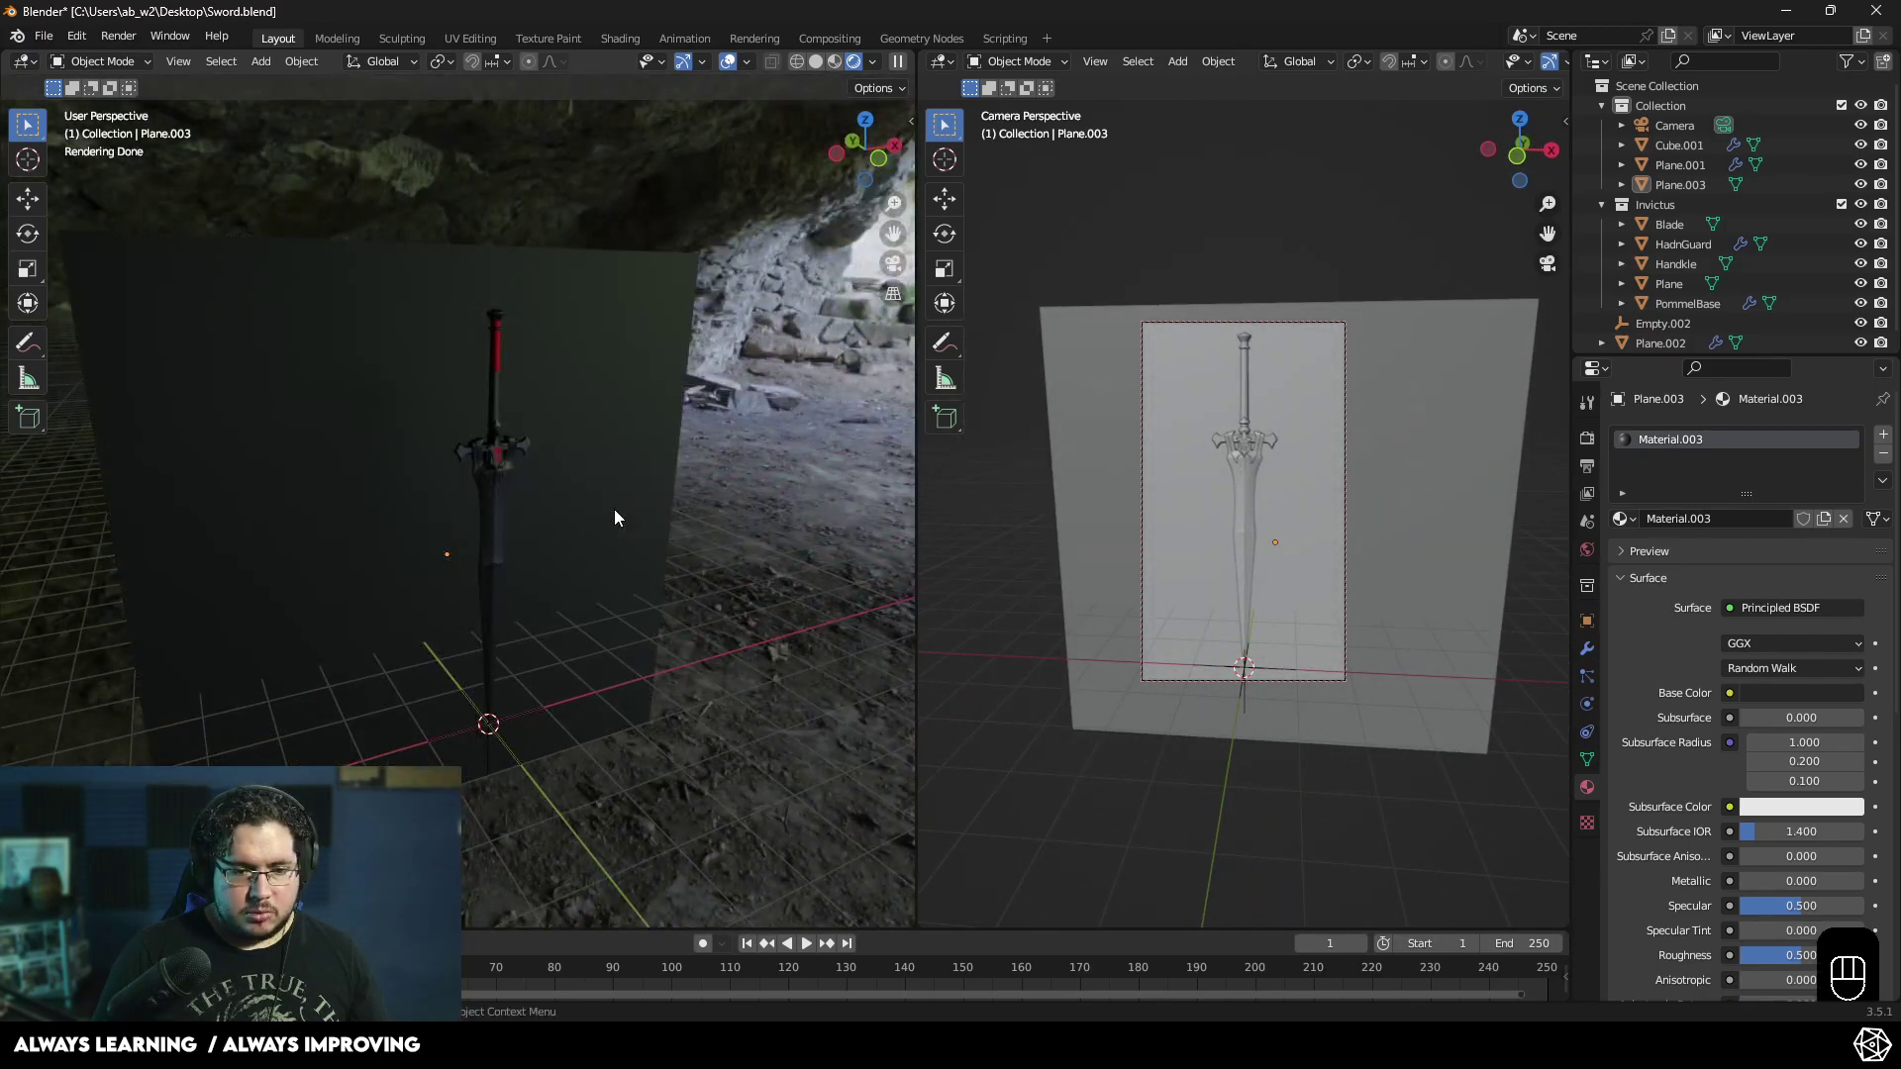
key(z)
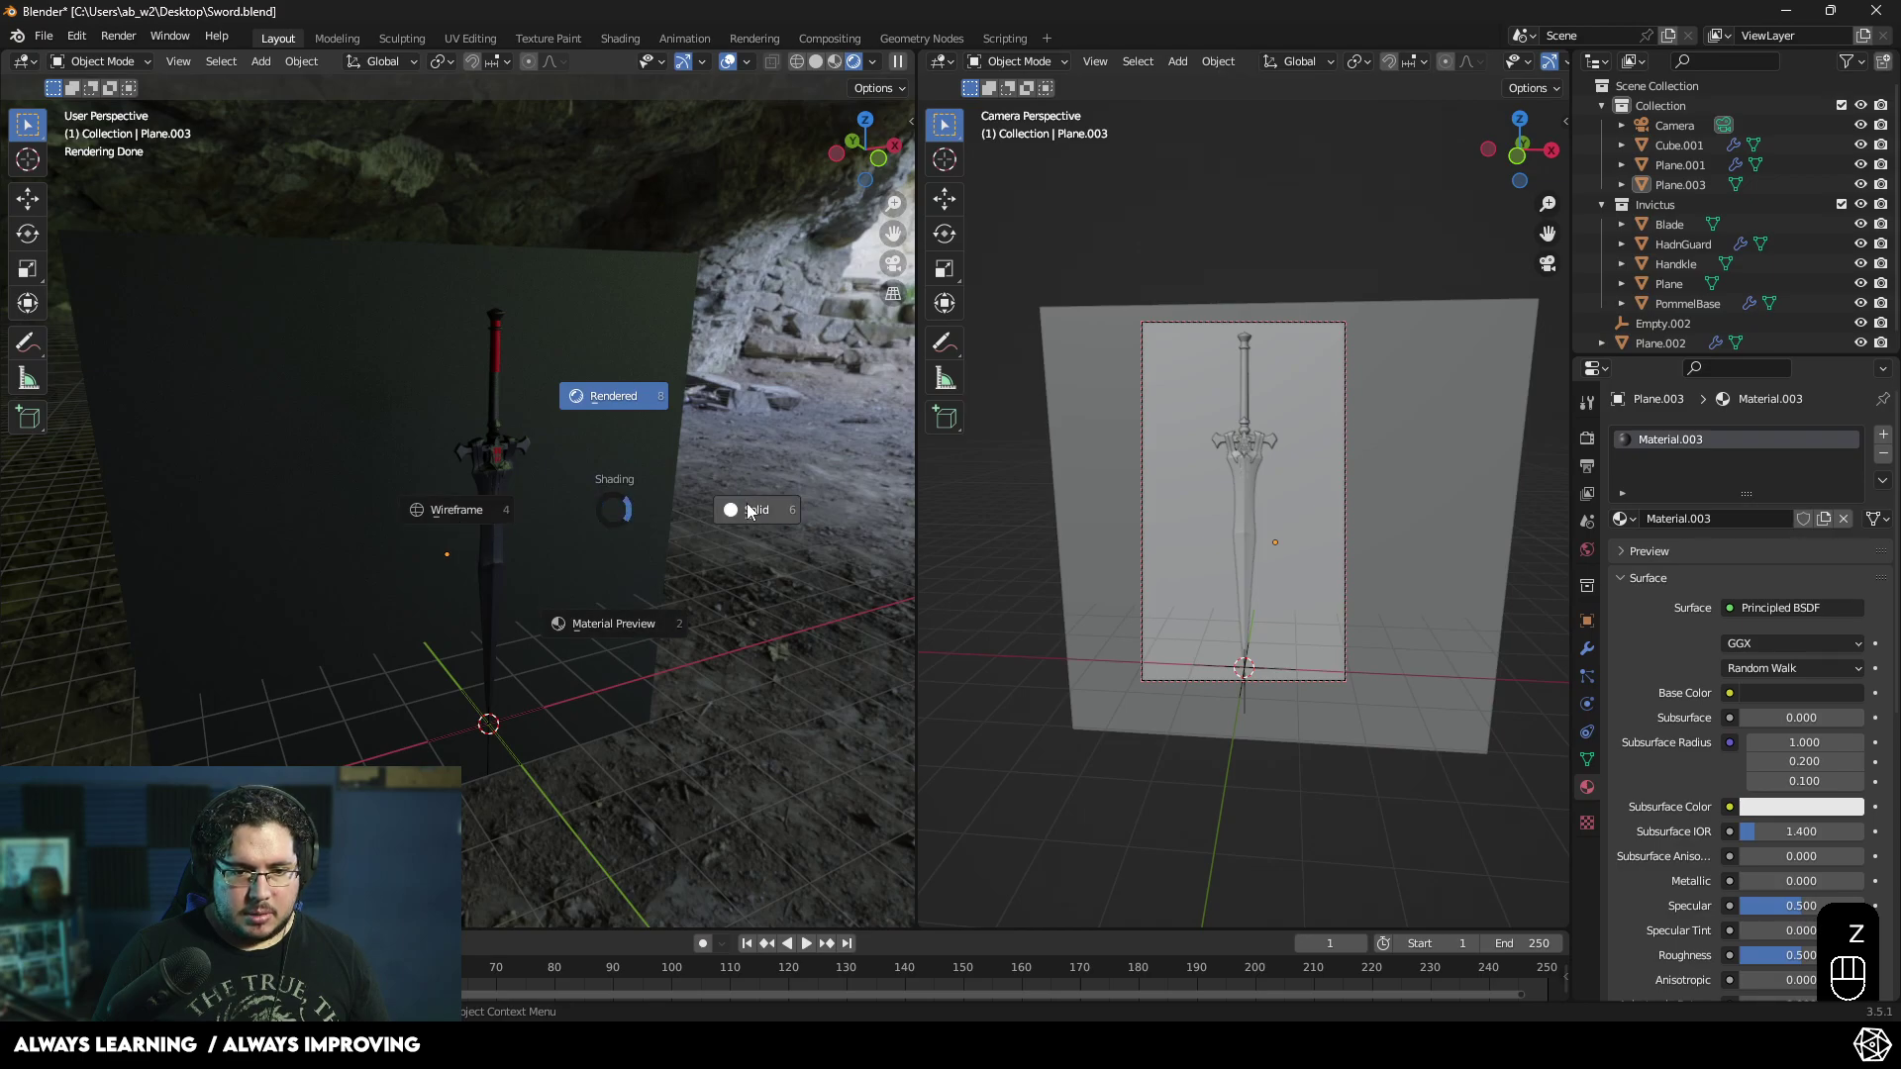
middle_click(739, 510)
click(1325, 510)
- Select the backdrop plane and set the camera view to Rendered shading
click(1549, 274)
click(1562, 268)
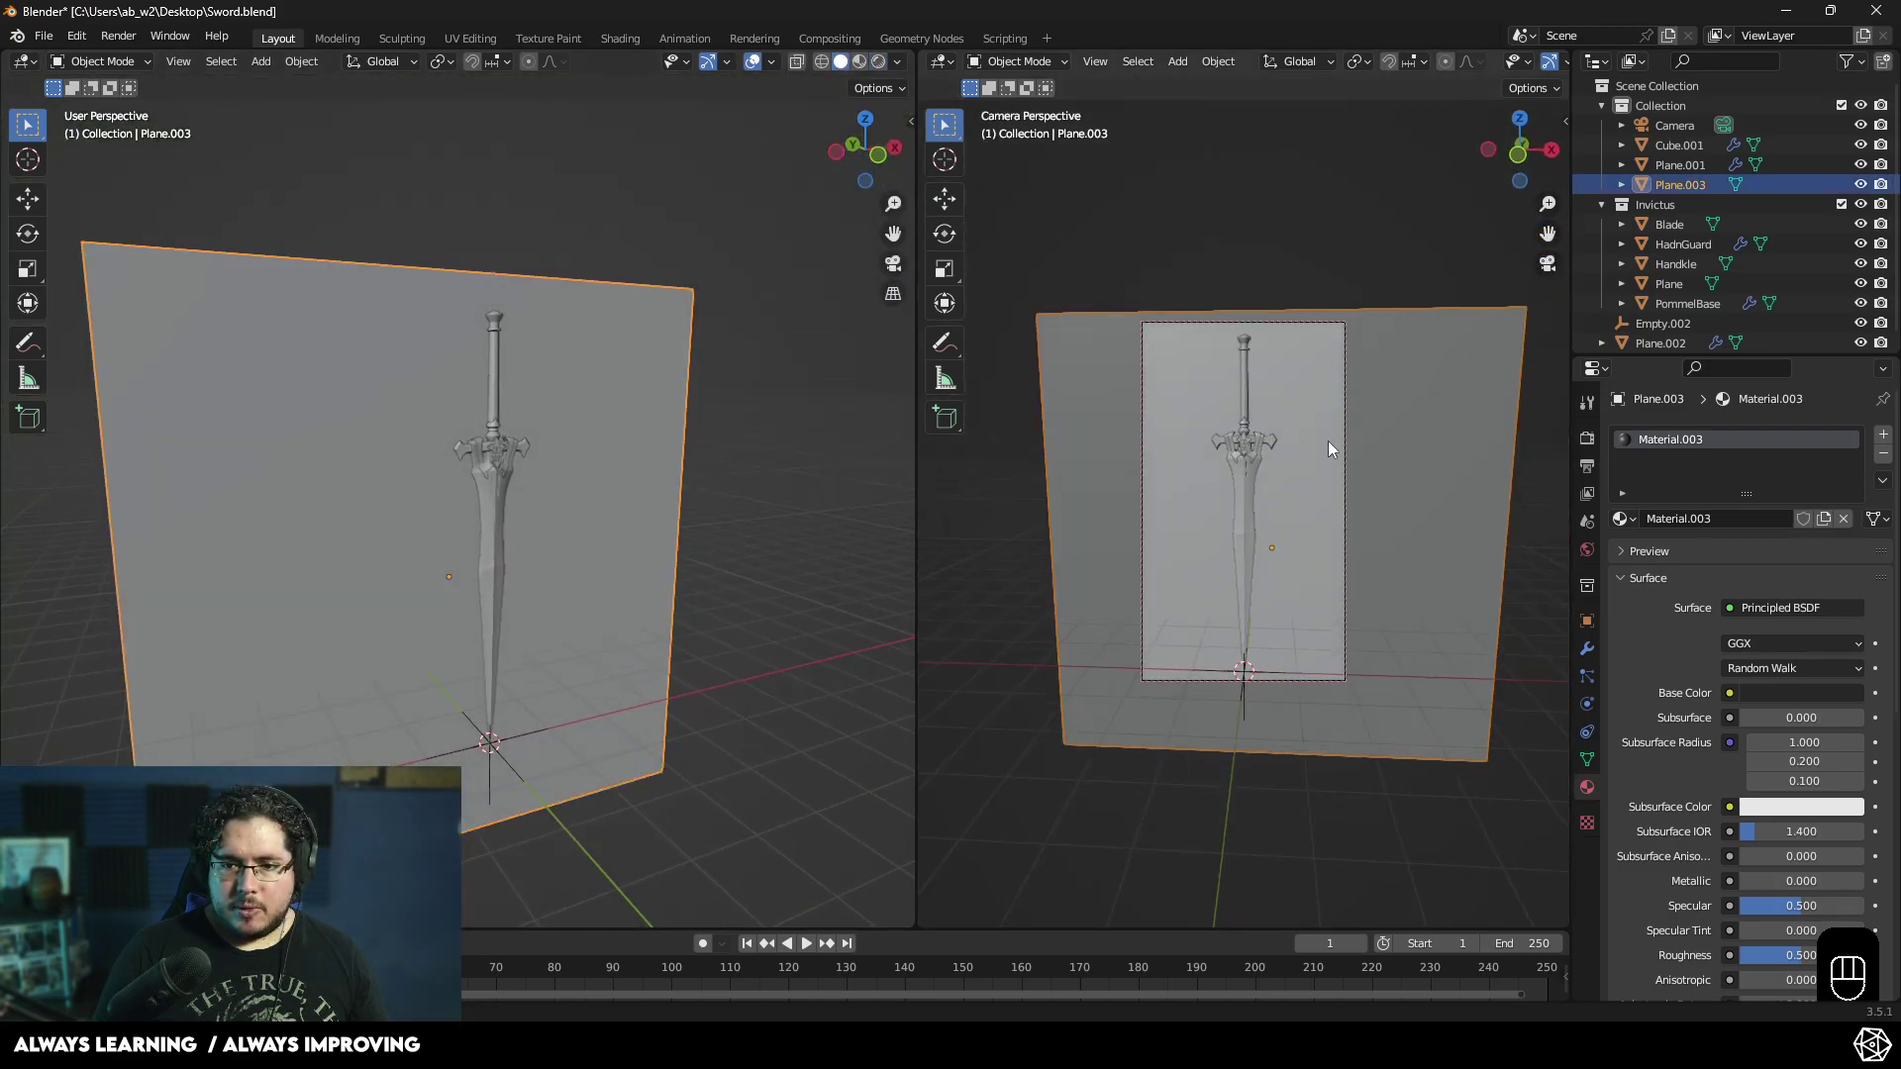
middle_click(1339, 463)
key(z)
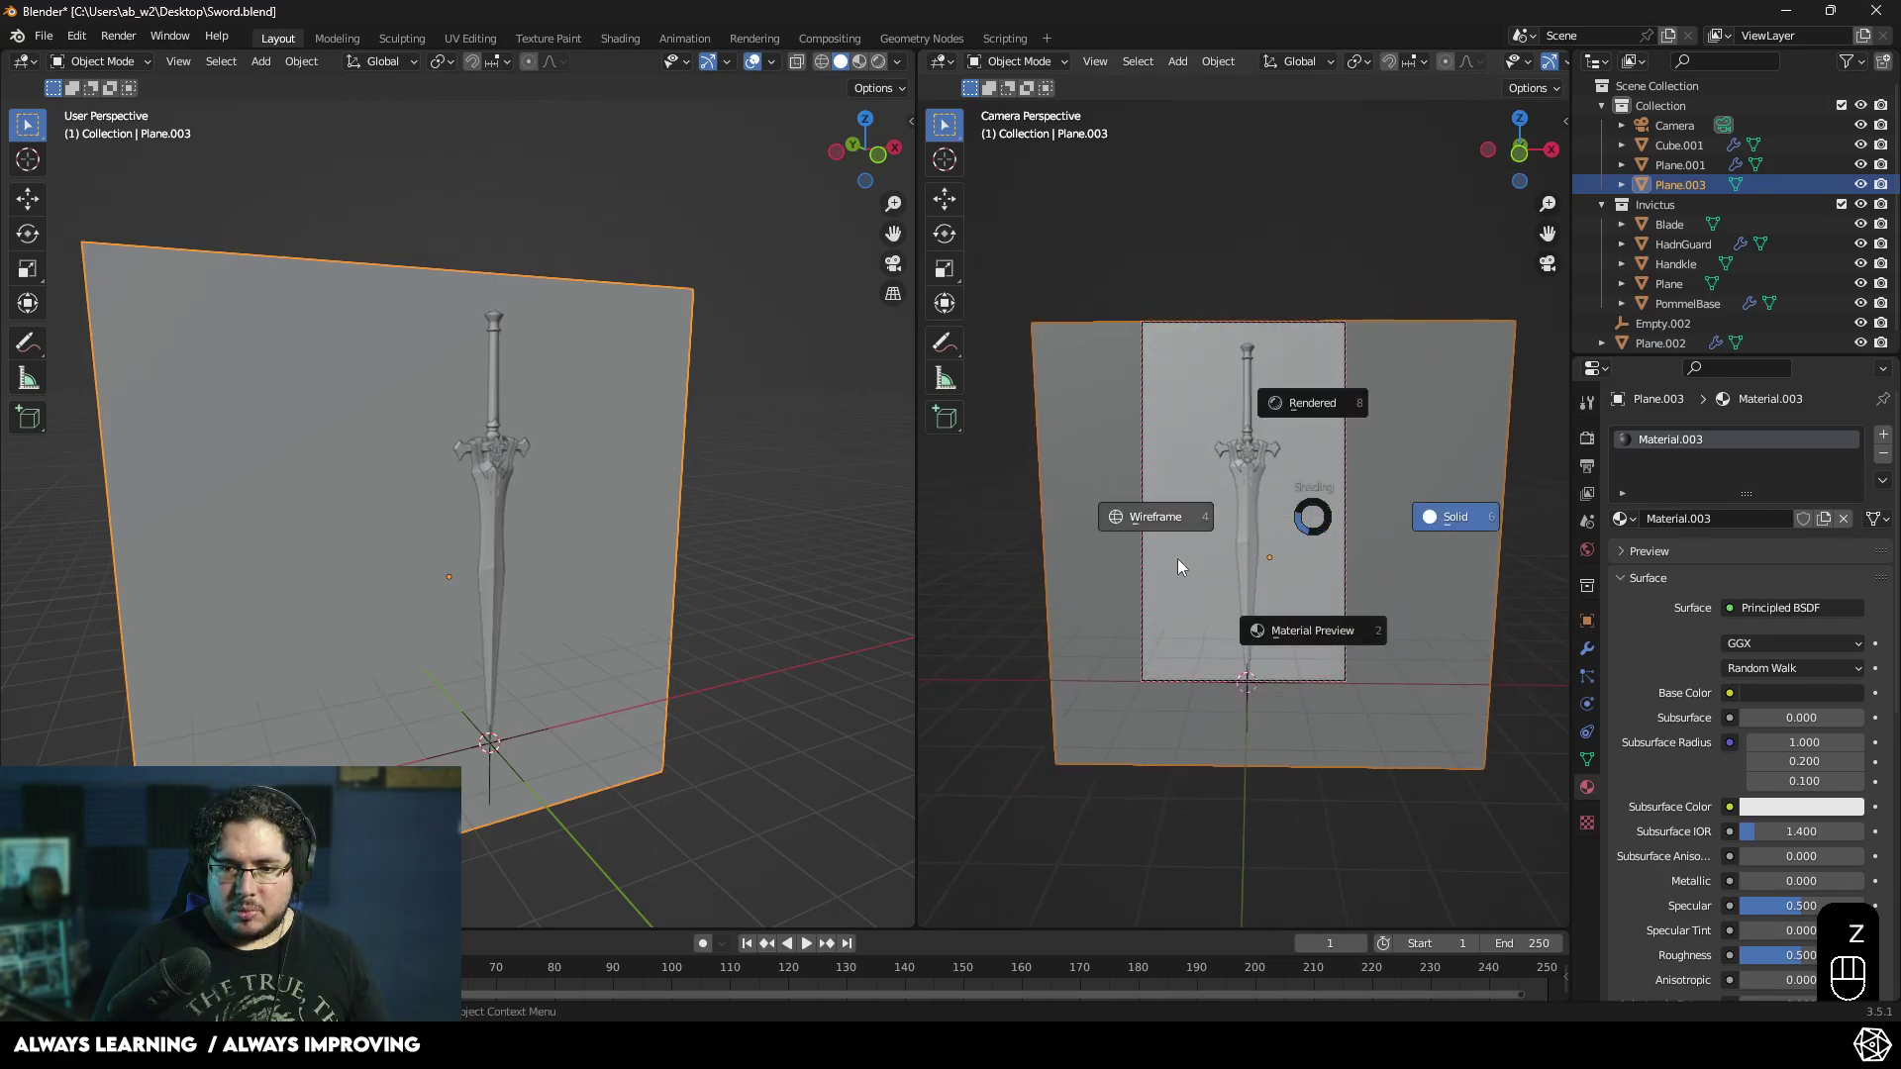
click(795, 543)
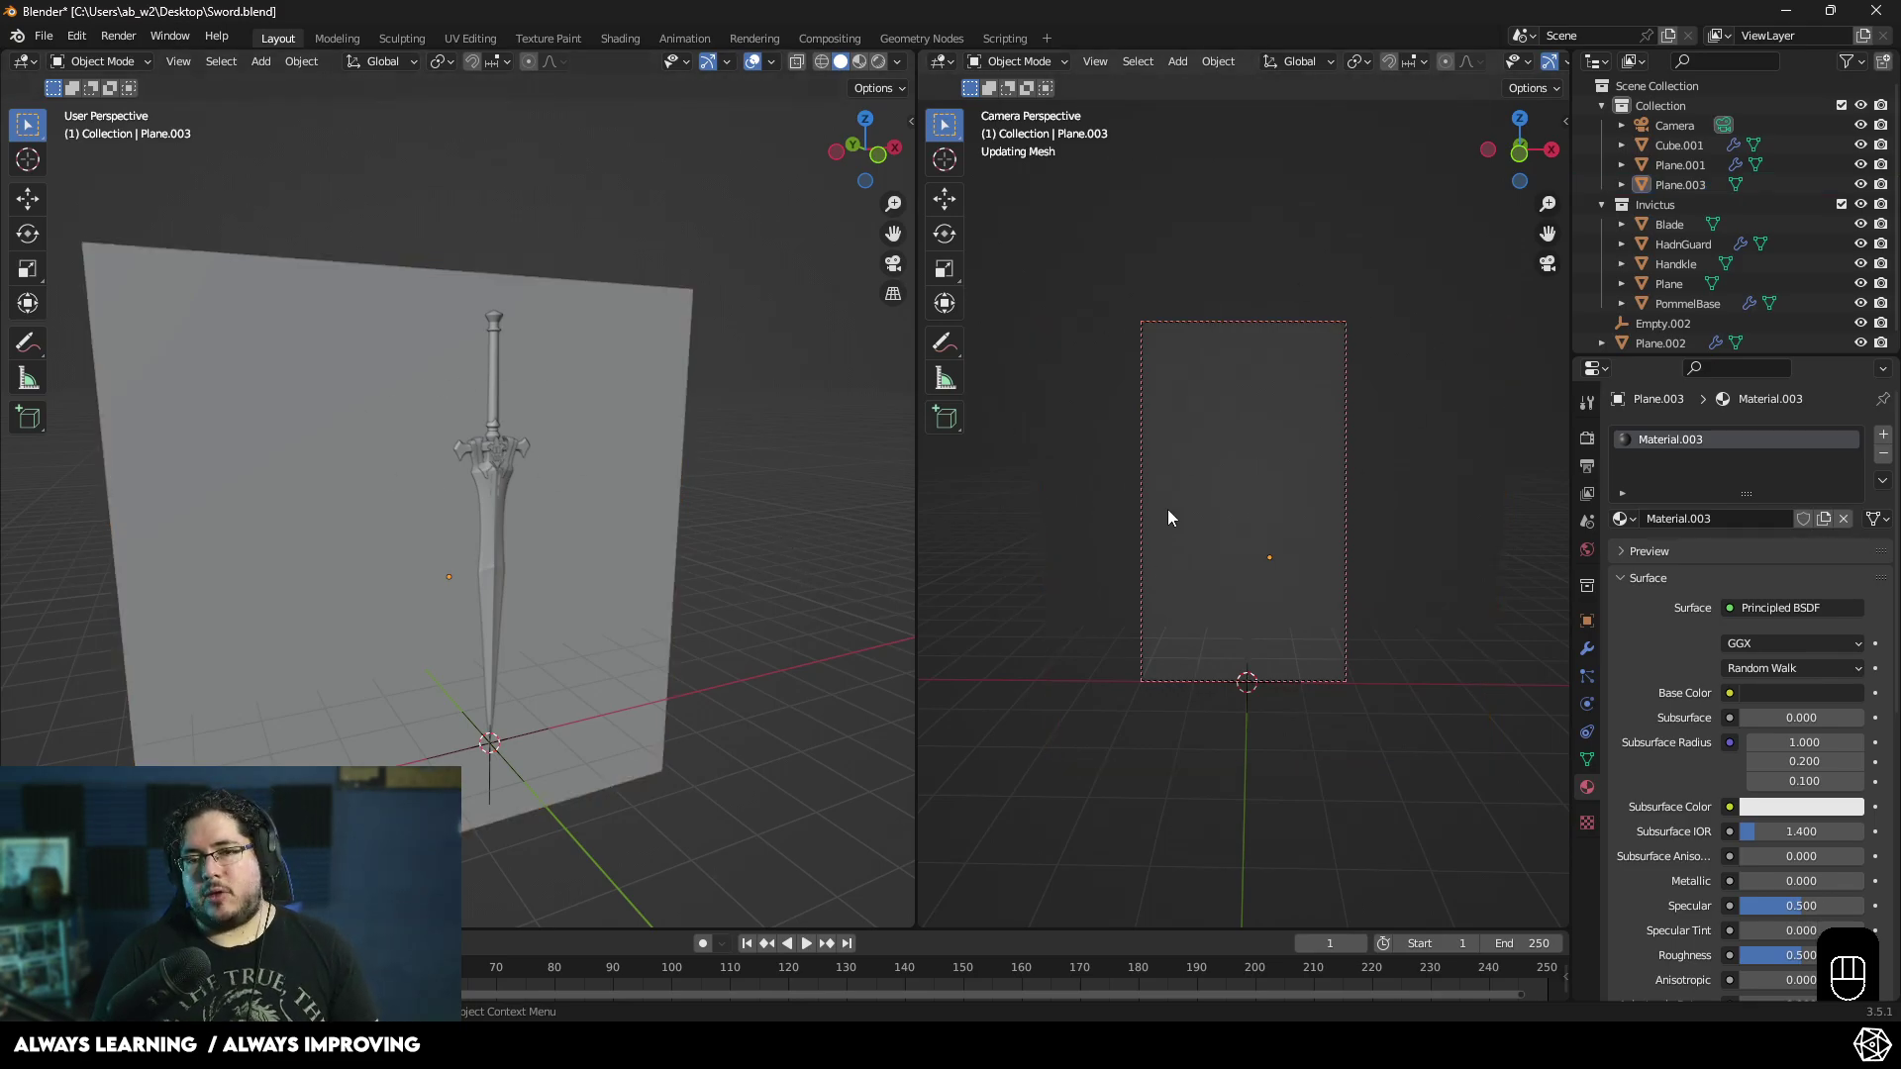
- Orbit around the sword and add an Area light to the scene
drag(692, 551, 666, 547)
drag(609, 557, 674, 593)
drag(649, 611, 661, 696)
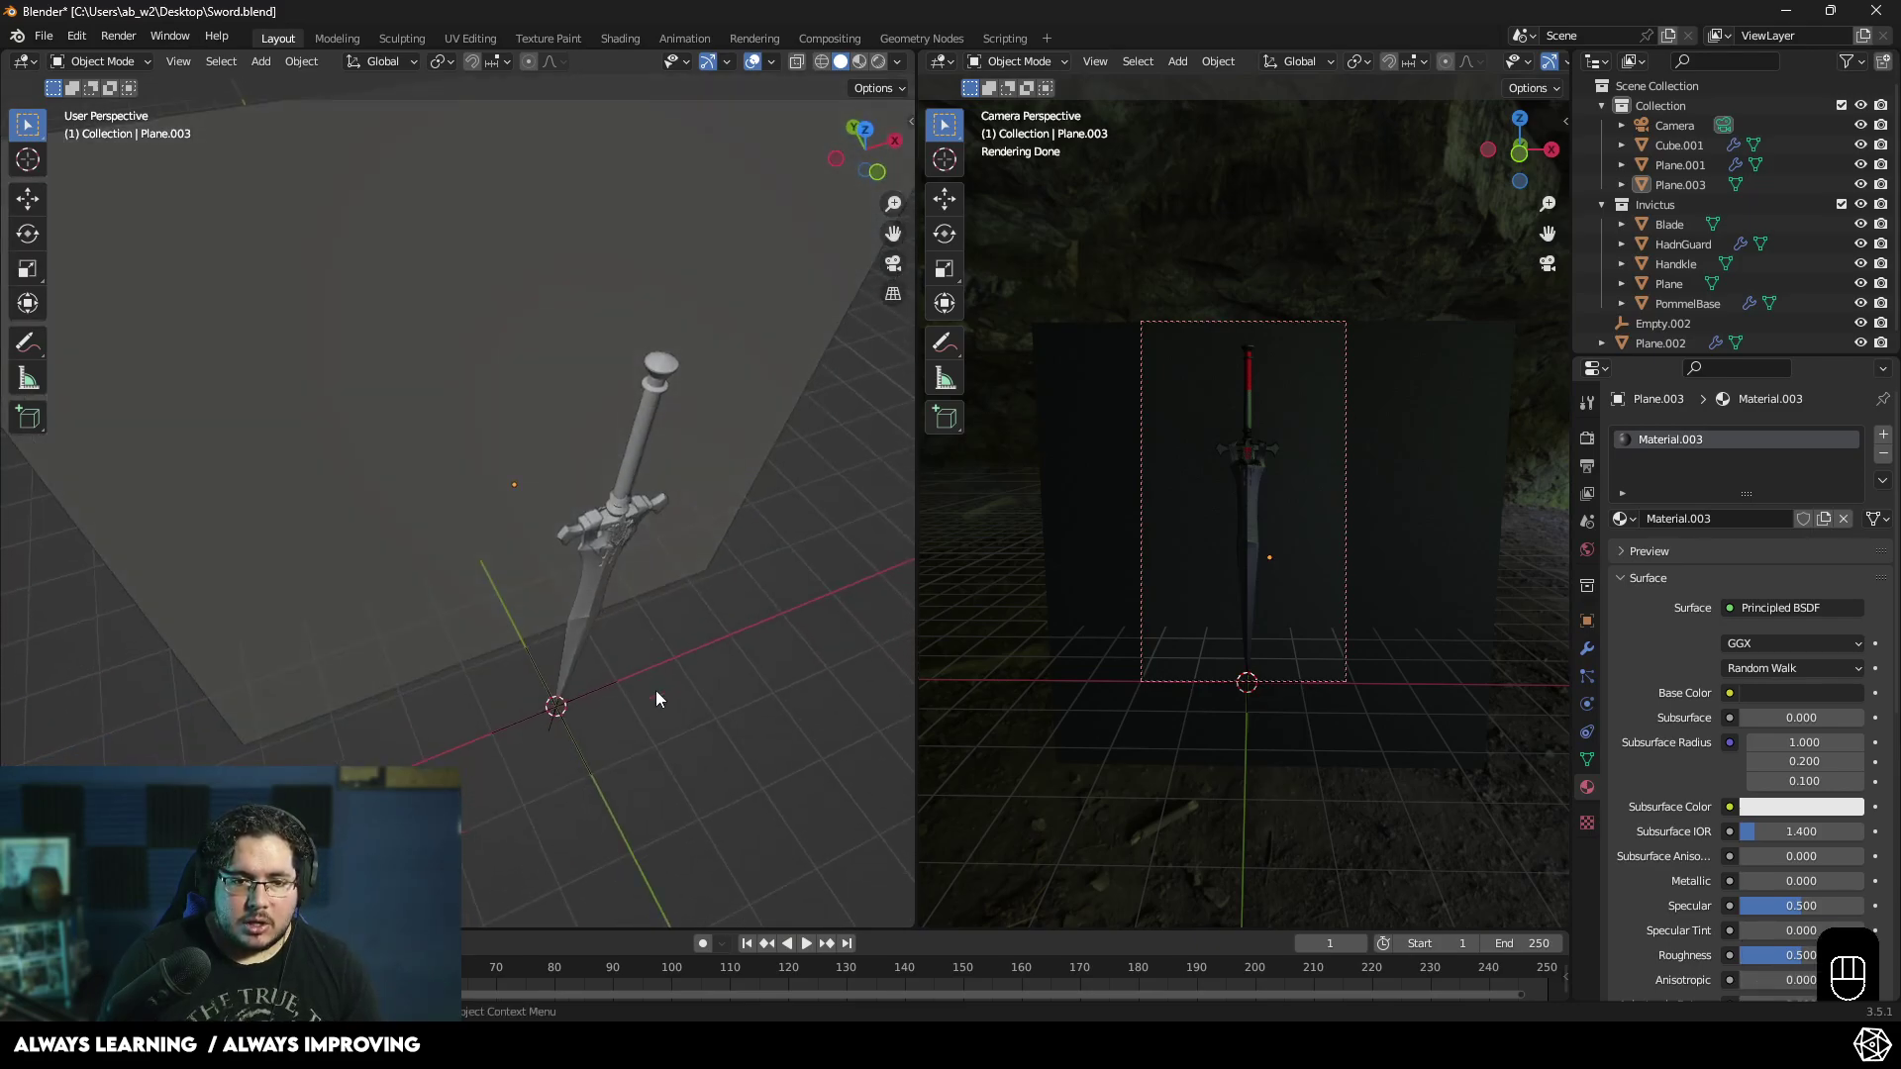
drag(631, 745, 632, 759)
drag(614, 715, 587, 591)
key(shift+a)
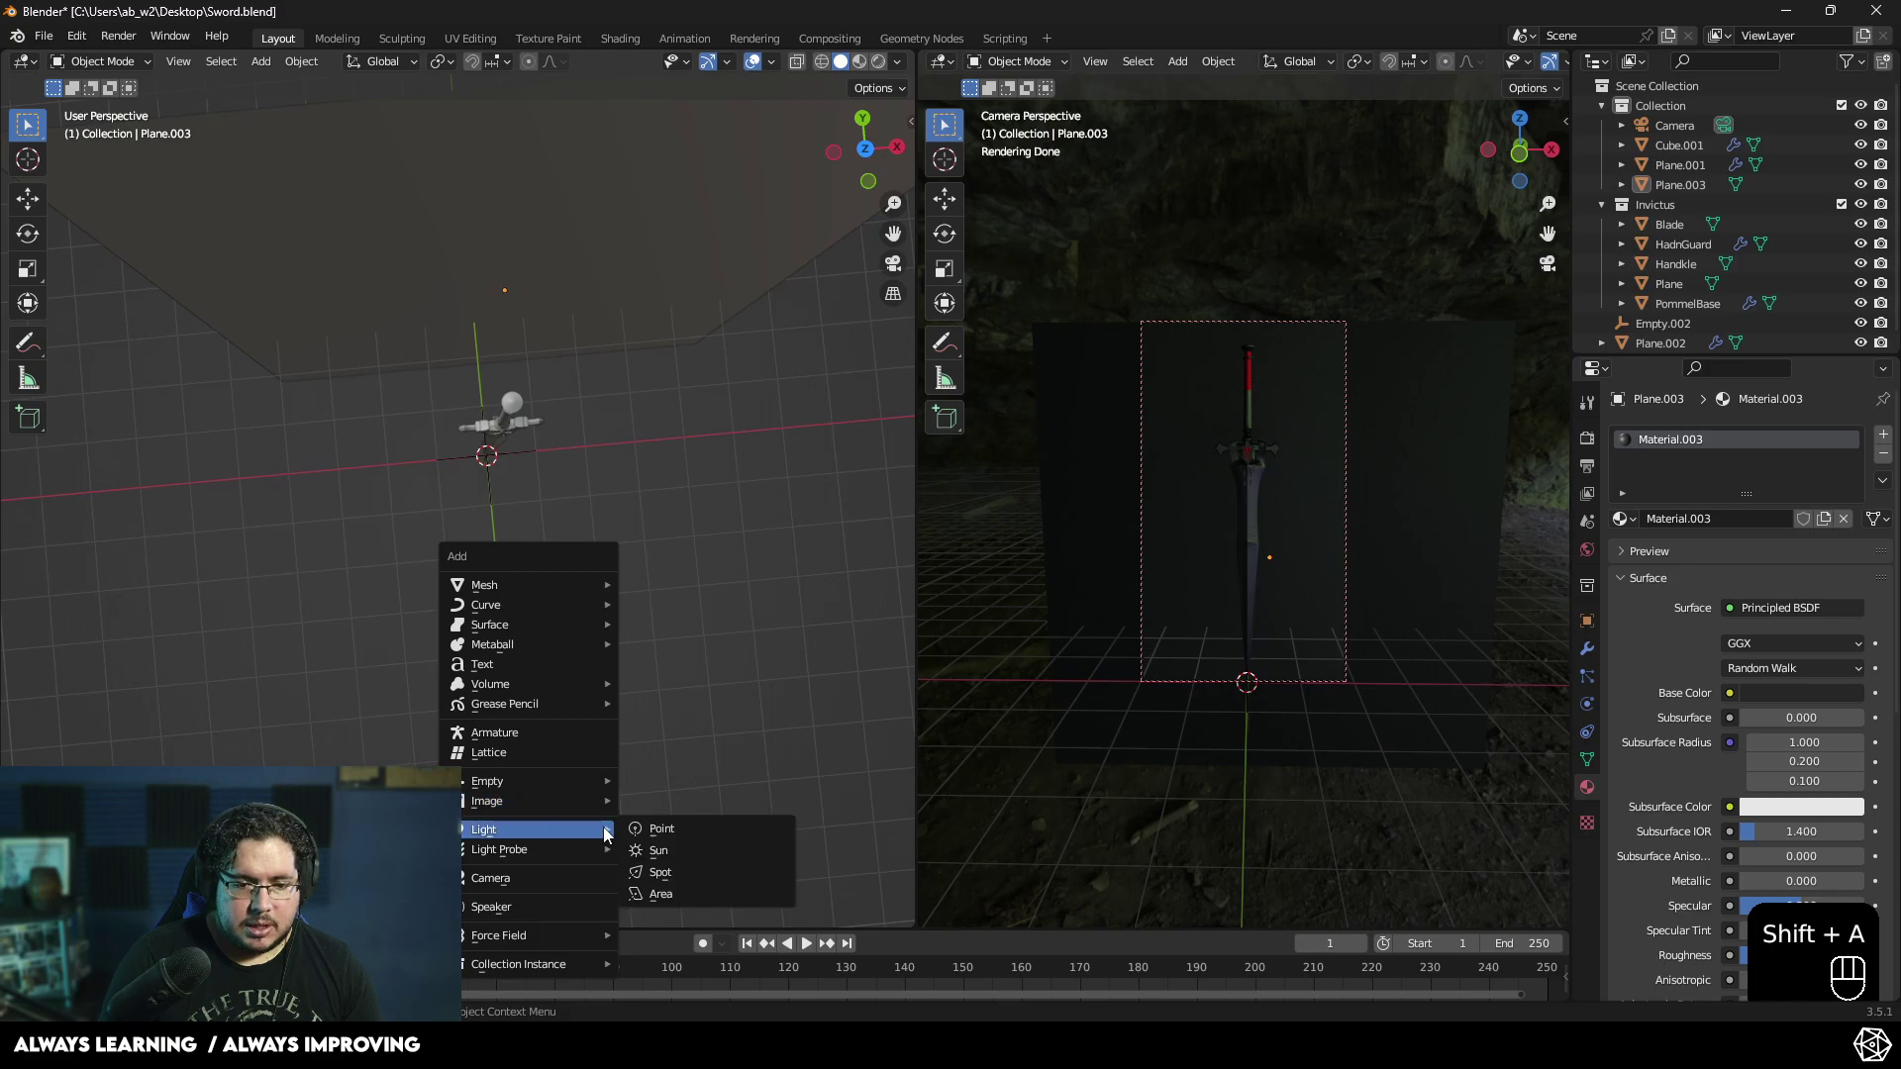
drag(661, 637, 767, 546)
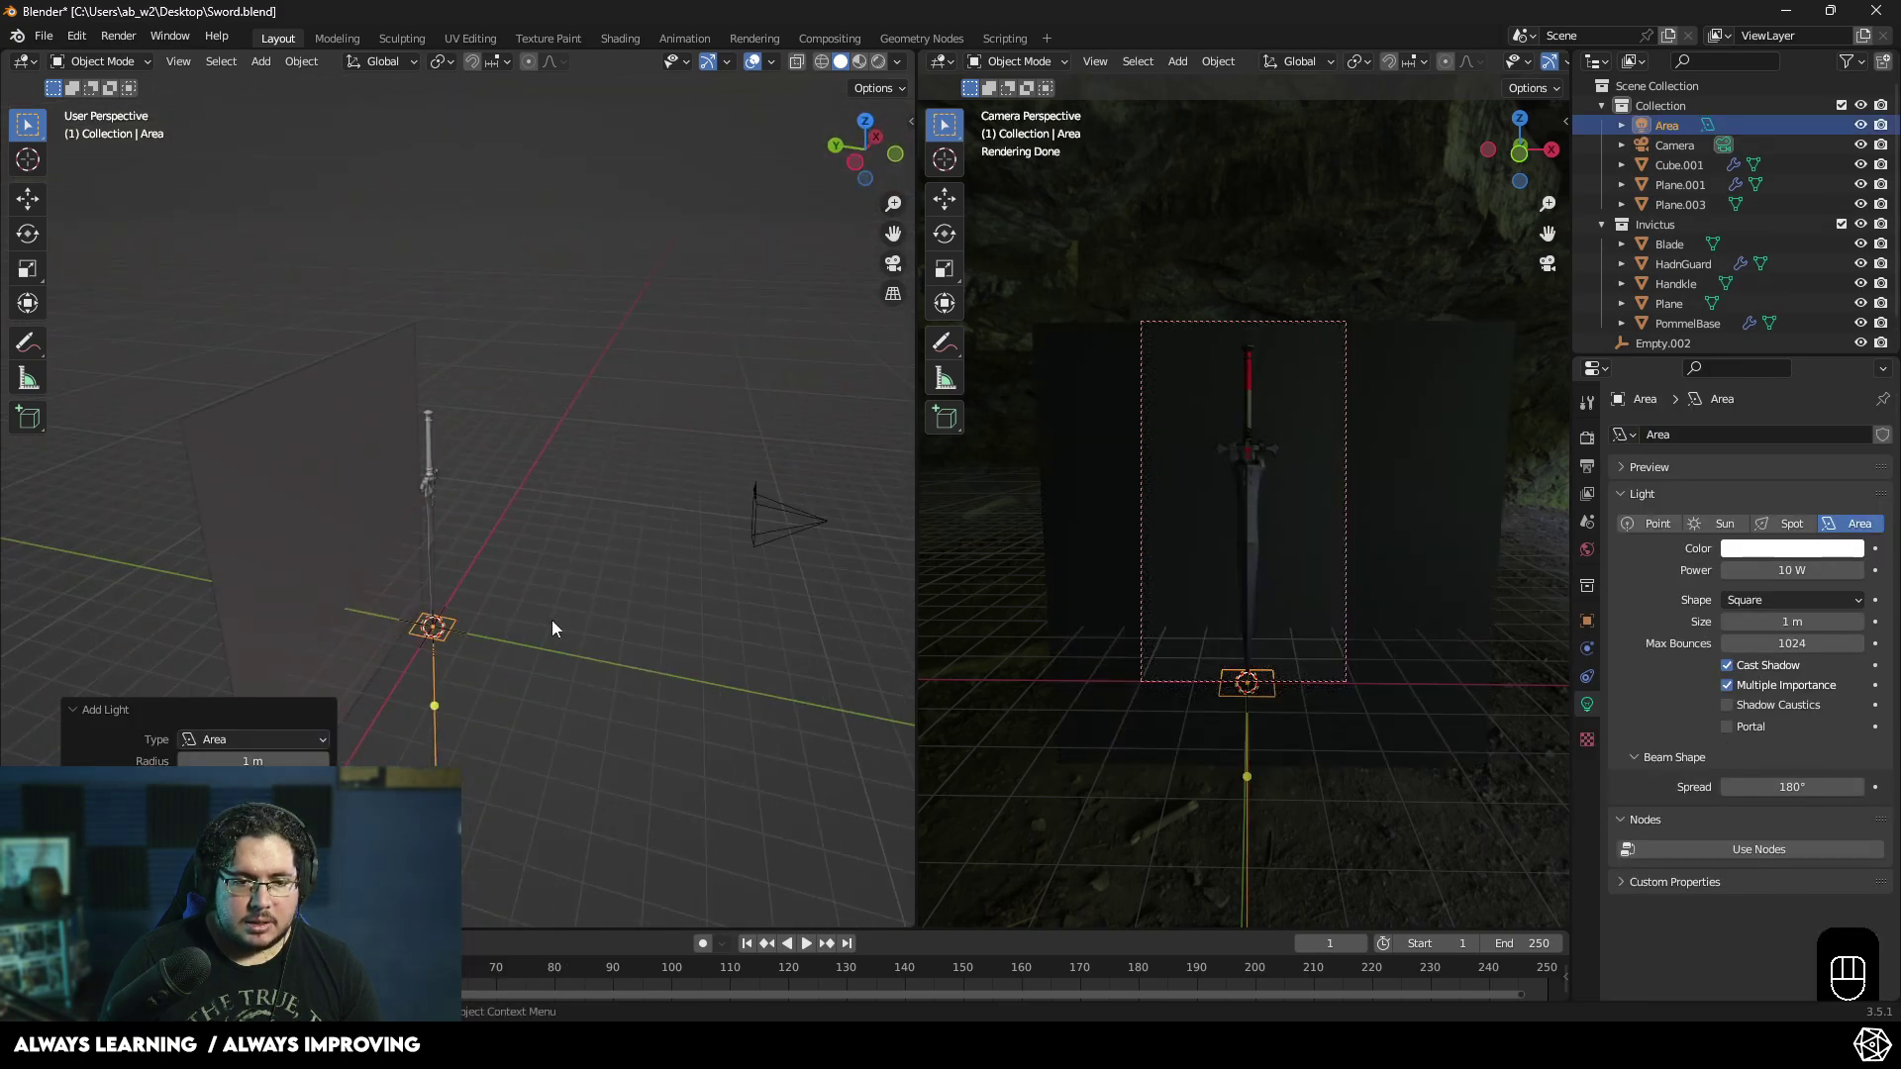
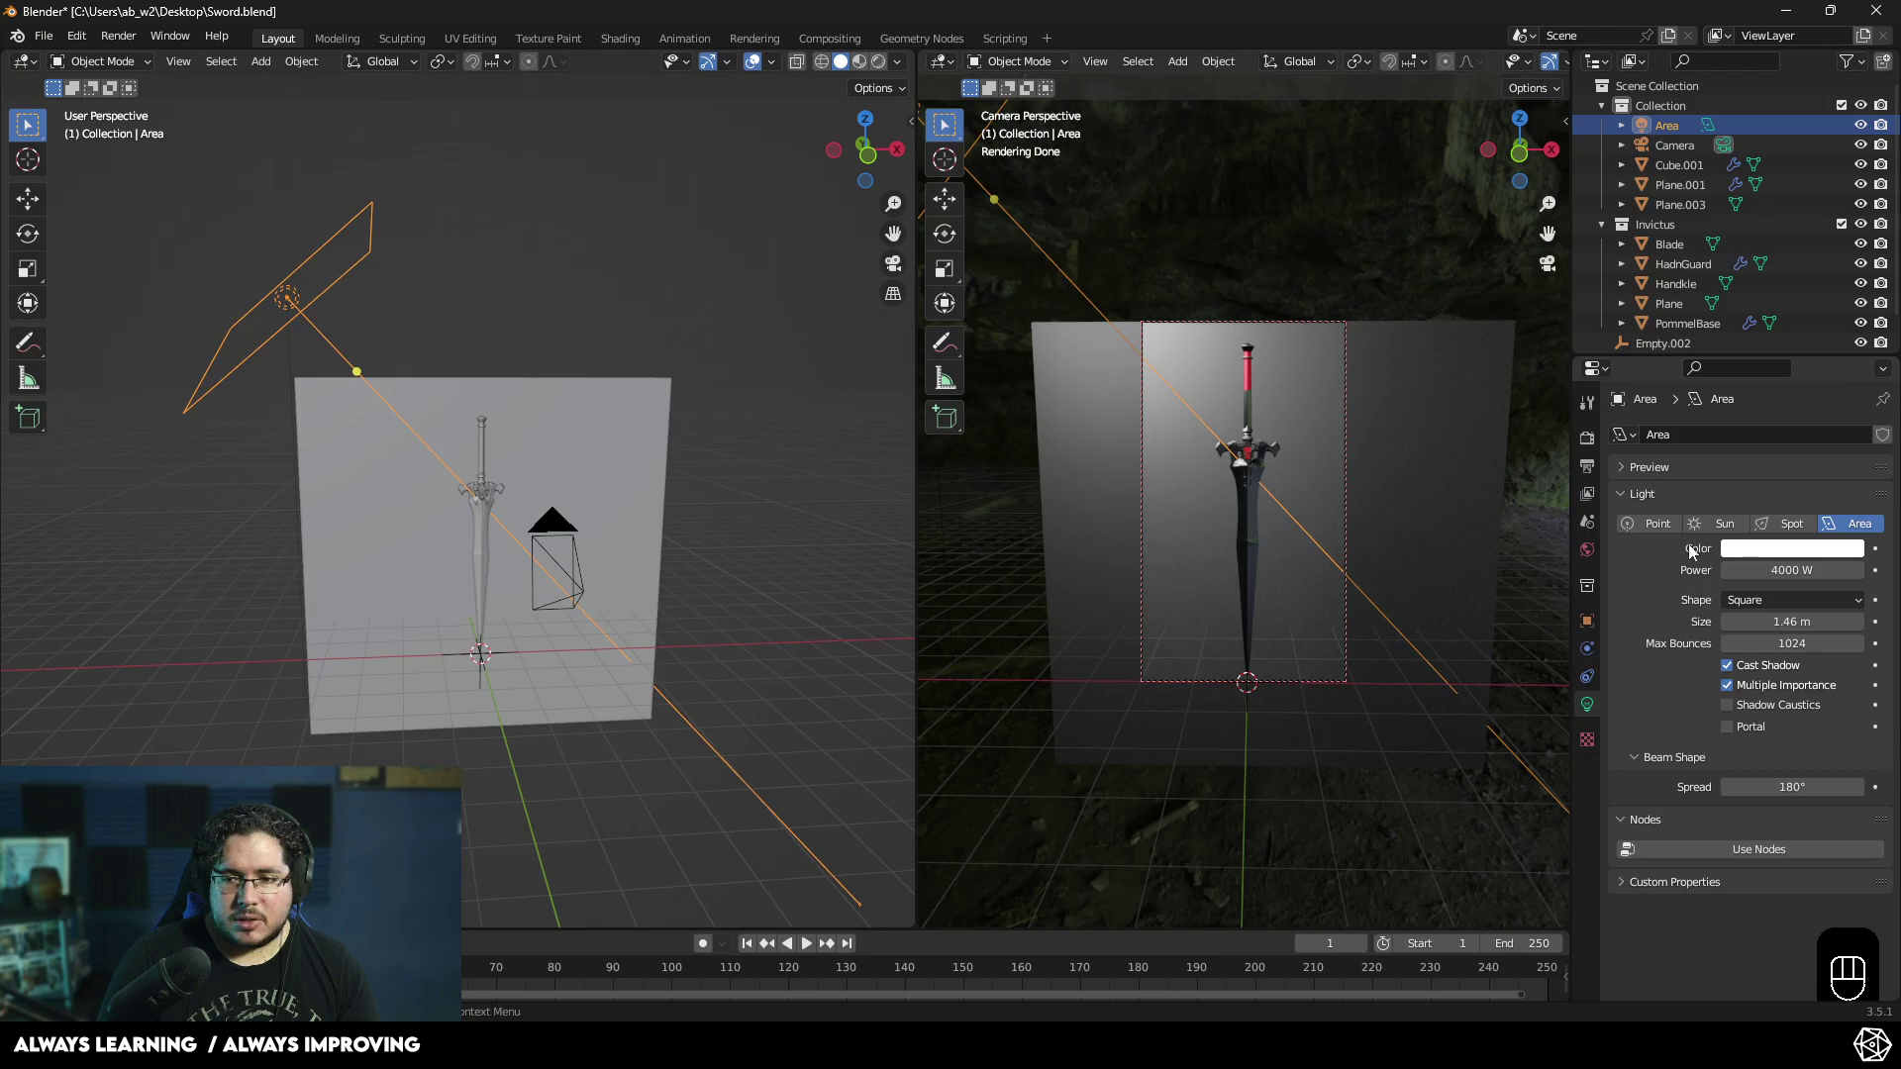
- Bring up the colour picker of the 4000 W, 1.46 m Area light
click(1768, 558)
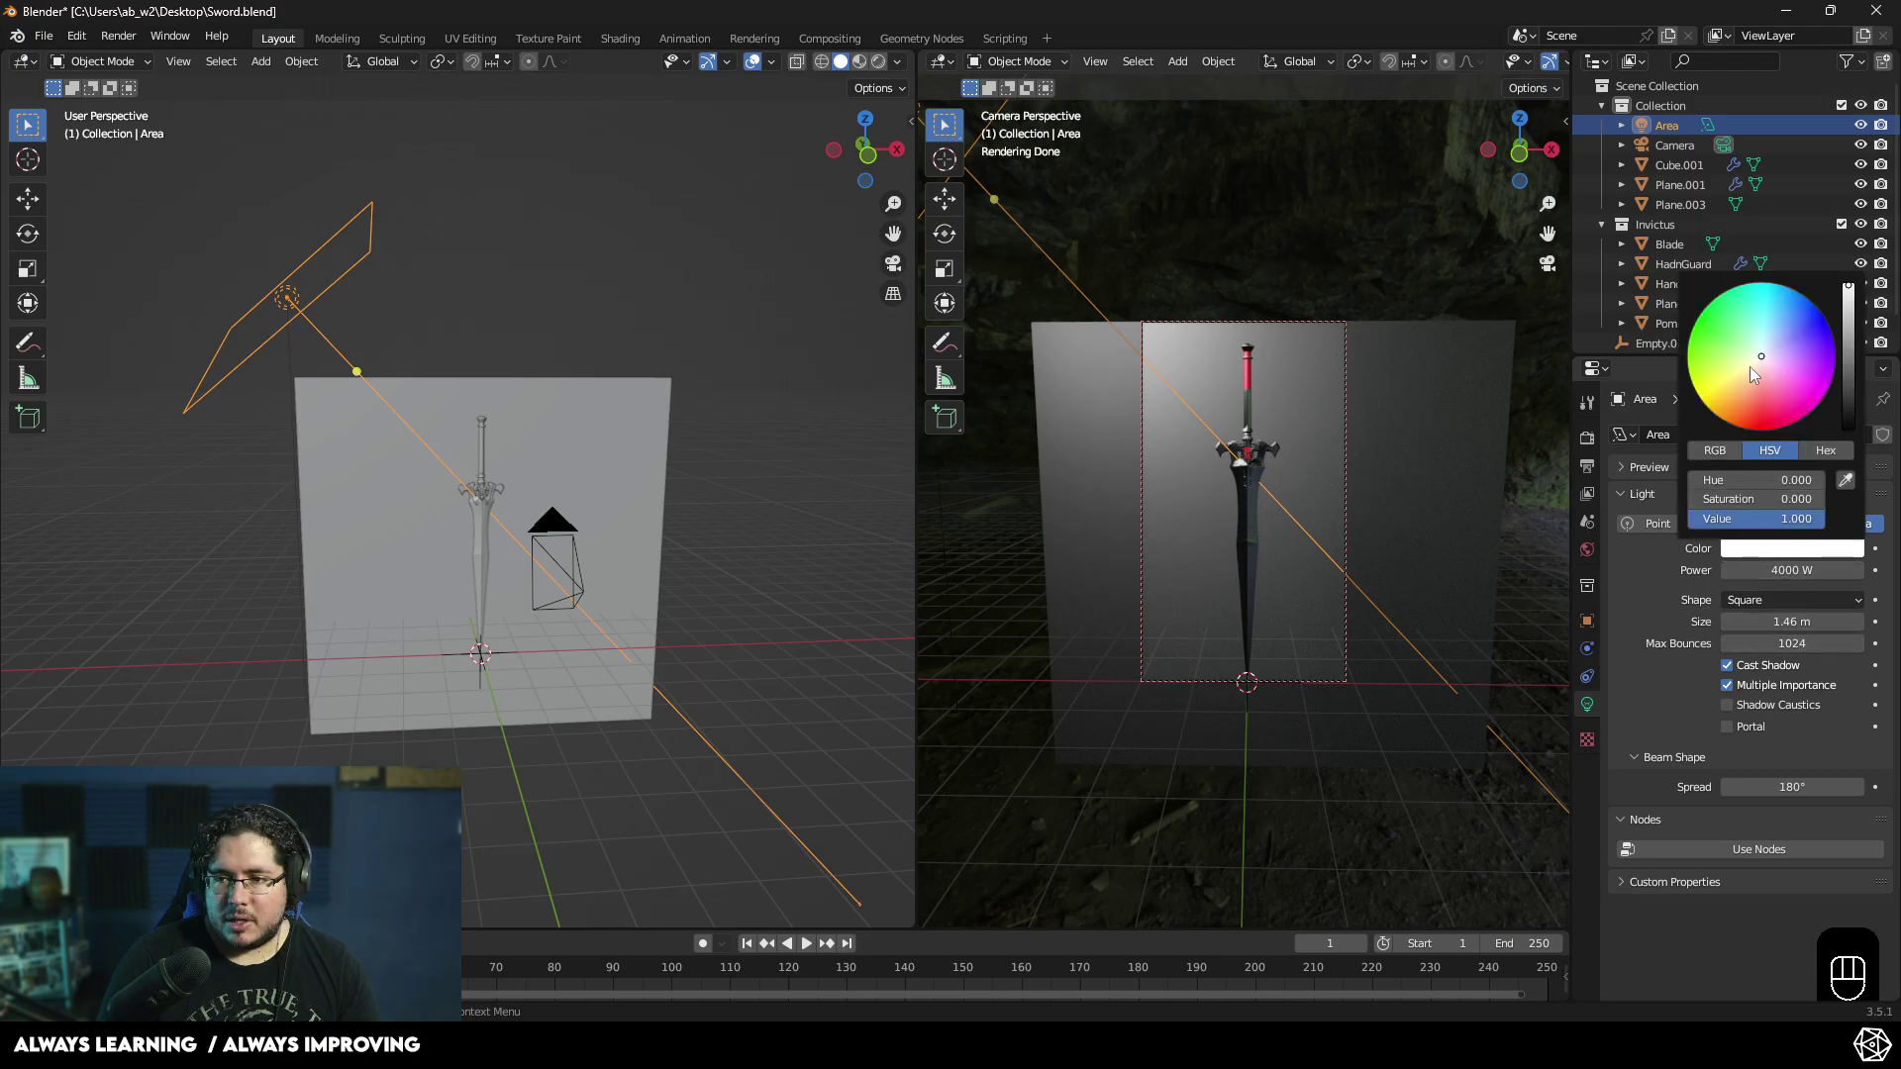
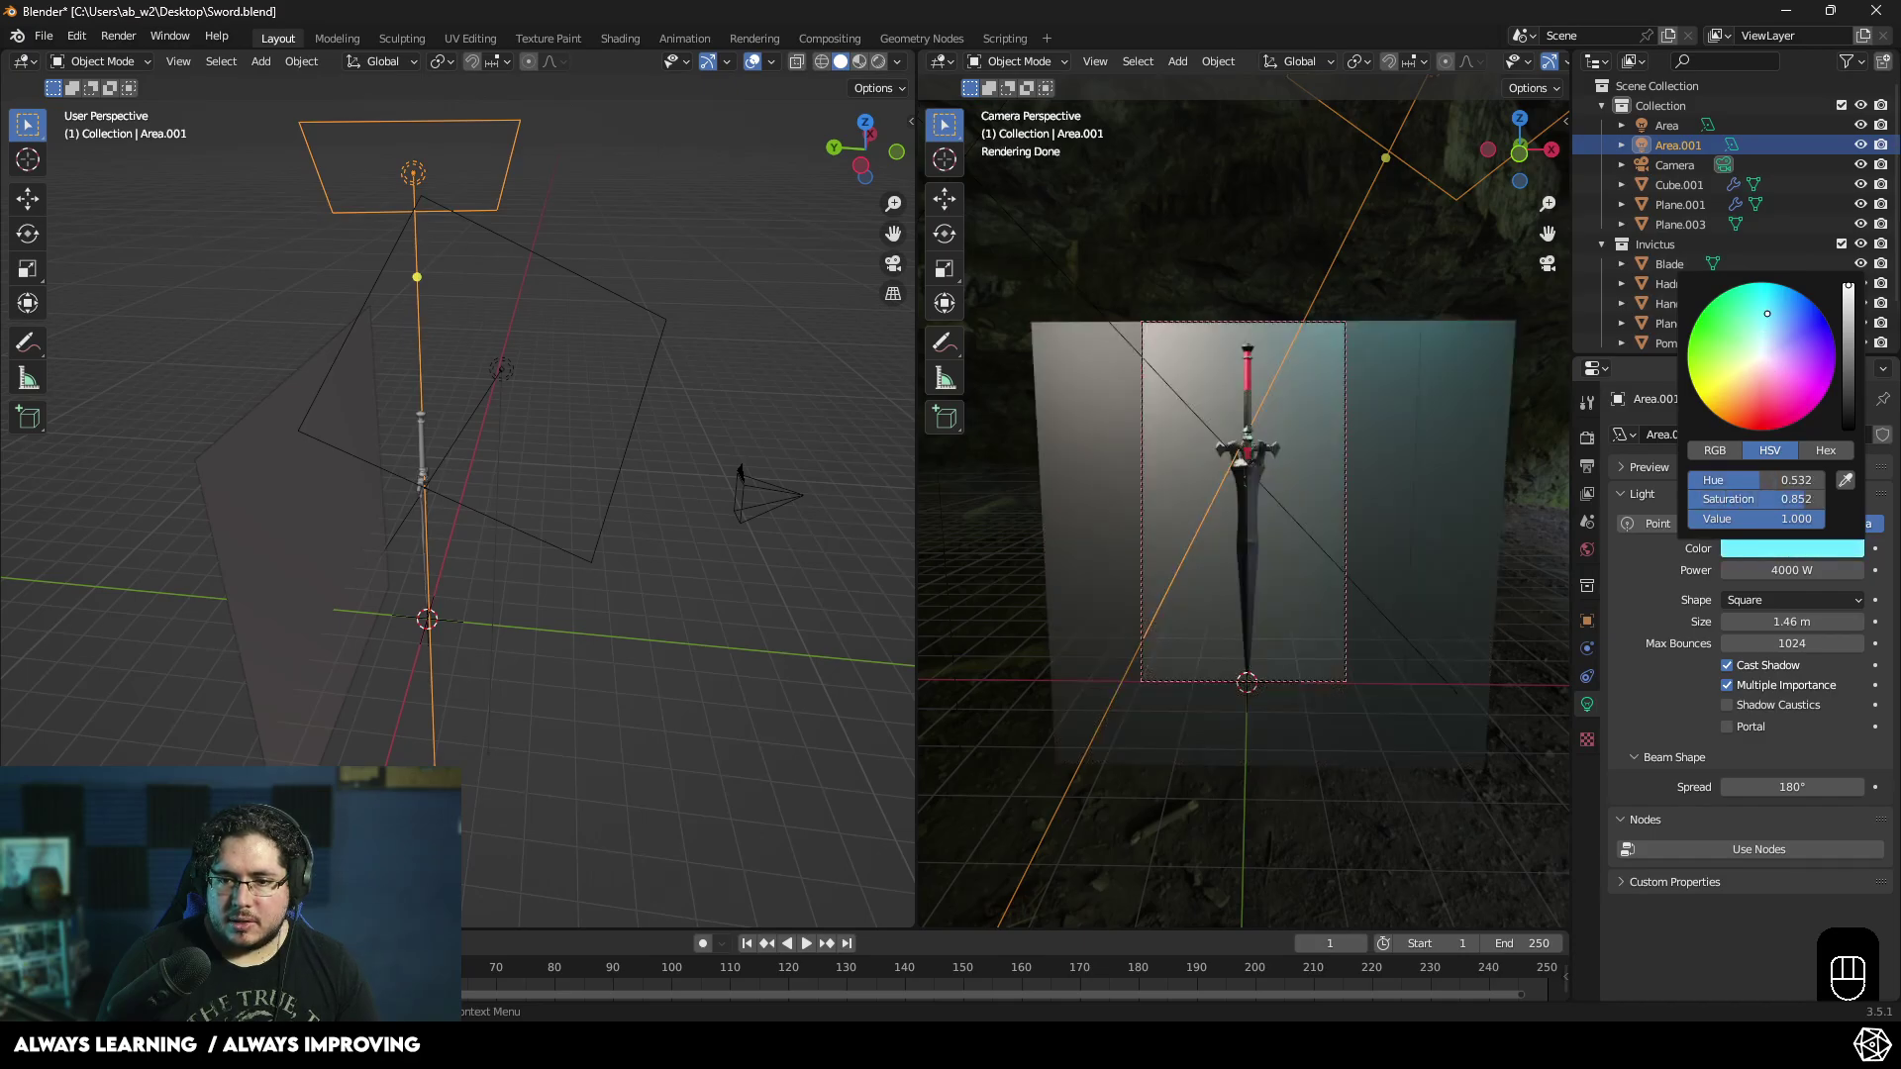
- Orbit the view around the cyan Area.001 light and the sword
middle_click(541, 320)
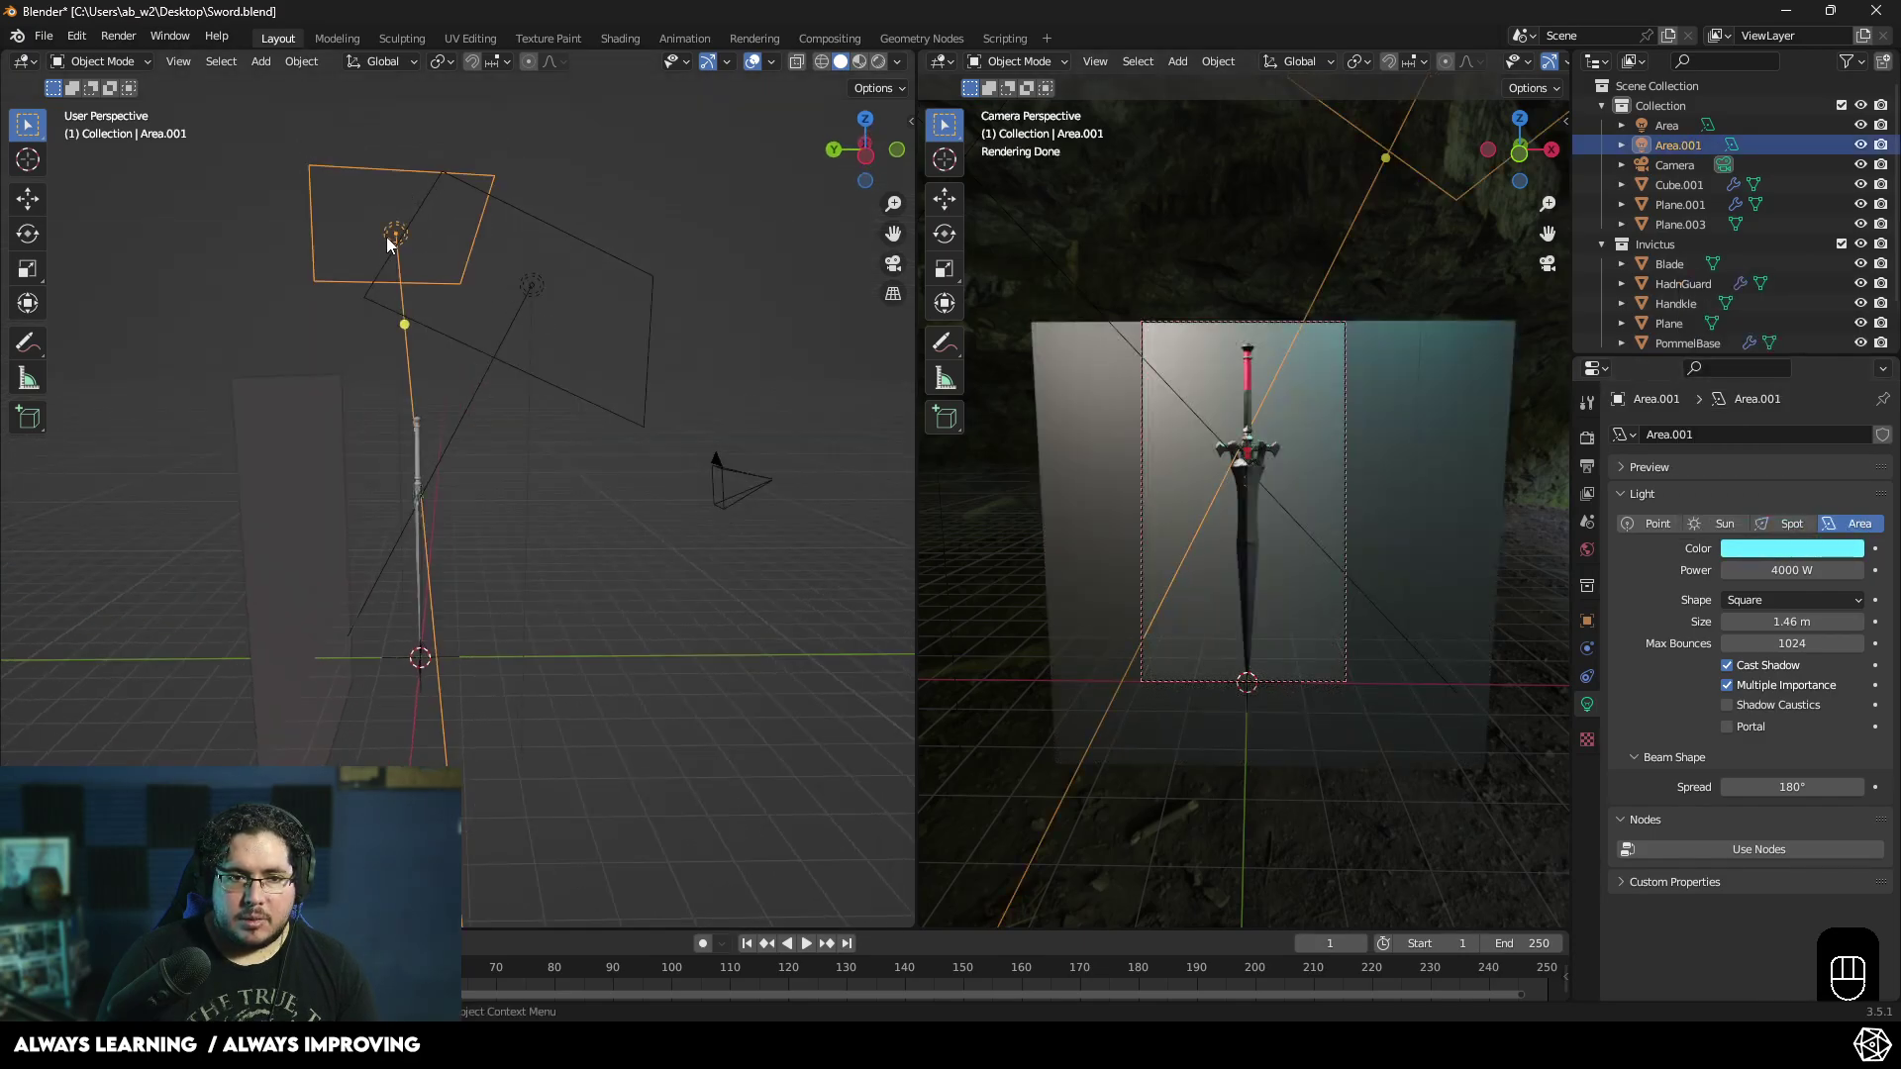
- Duplicate the cyan light as Area.002 and move it below the sword
key(shift+d)
click(636, 853)
drag(656, 636, 661, 586)
click(640, 716)
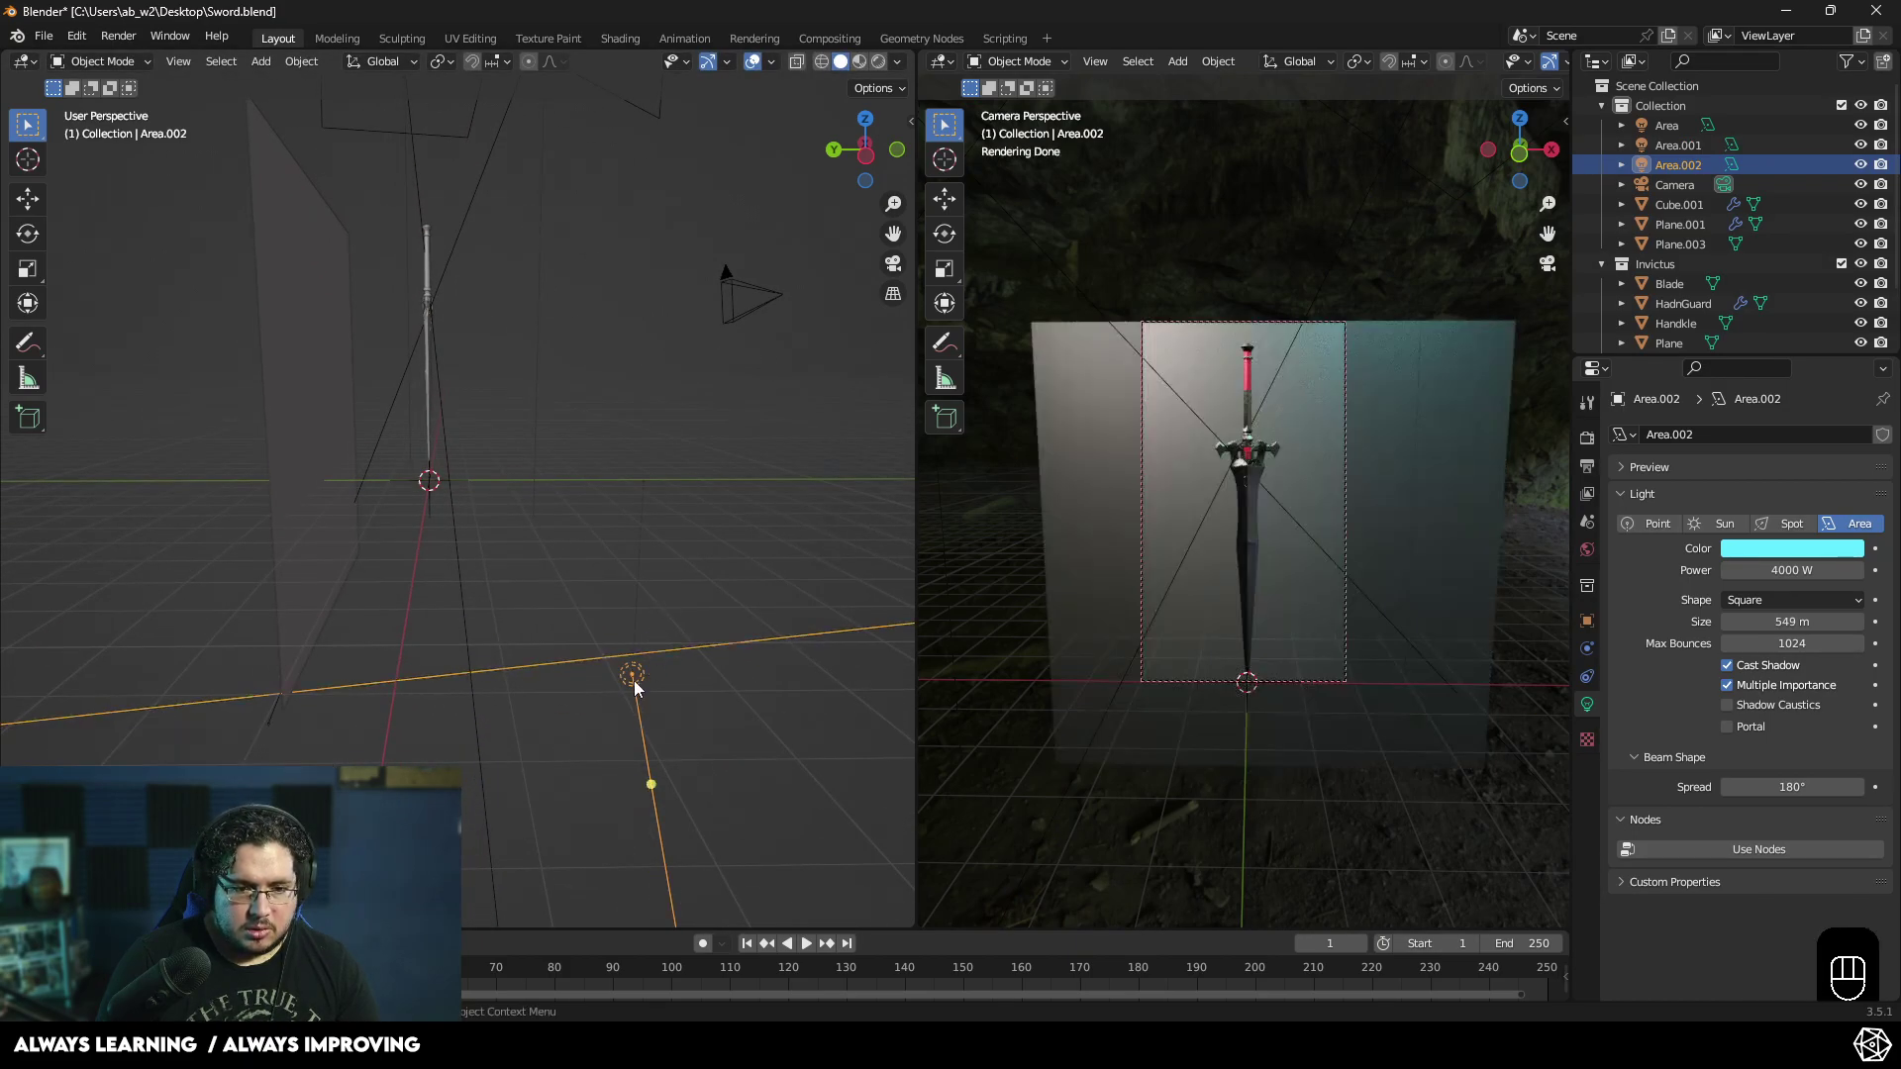
key(f)
key(g)
click(683, 582)
drag(677, 618, 477, 609)
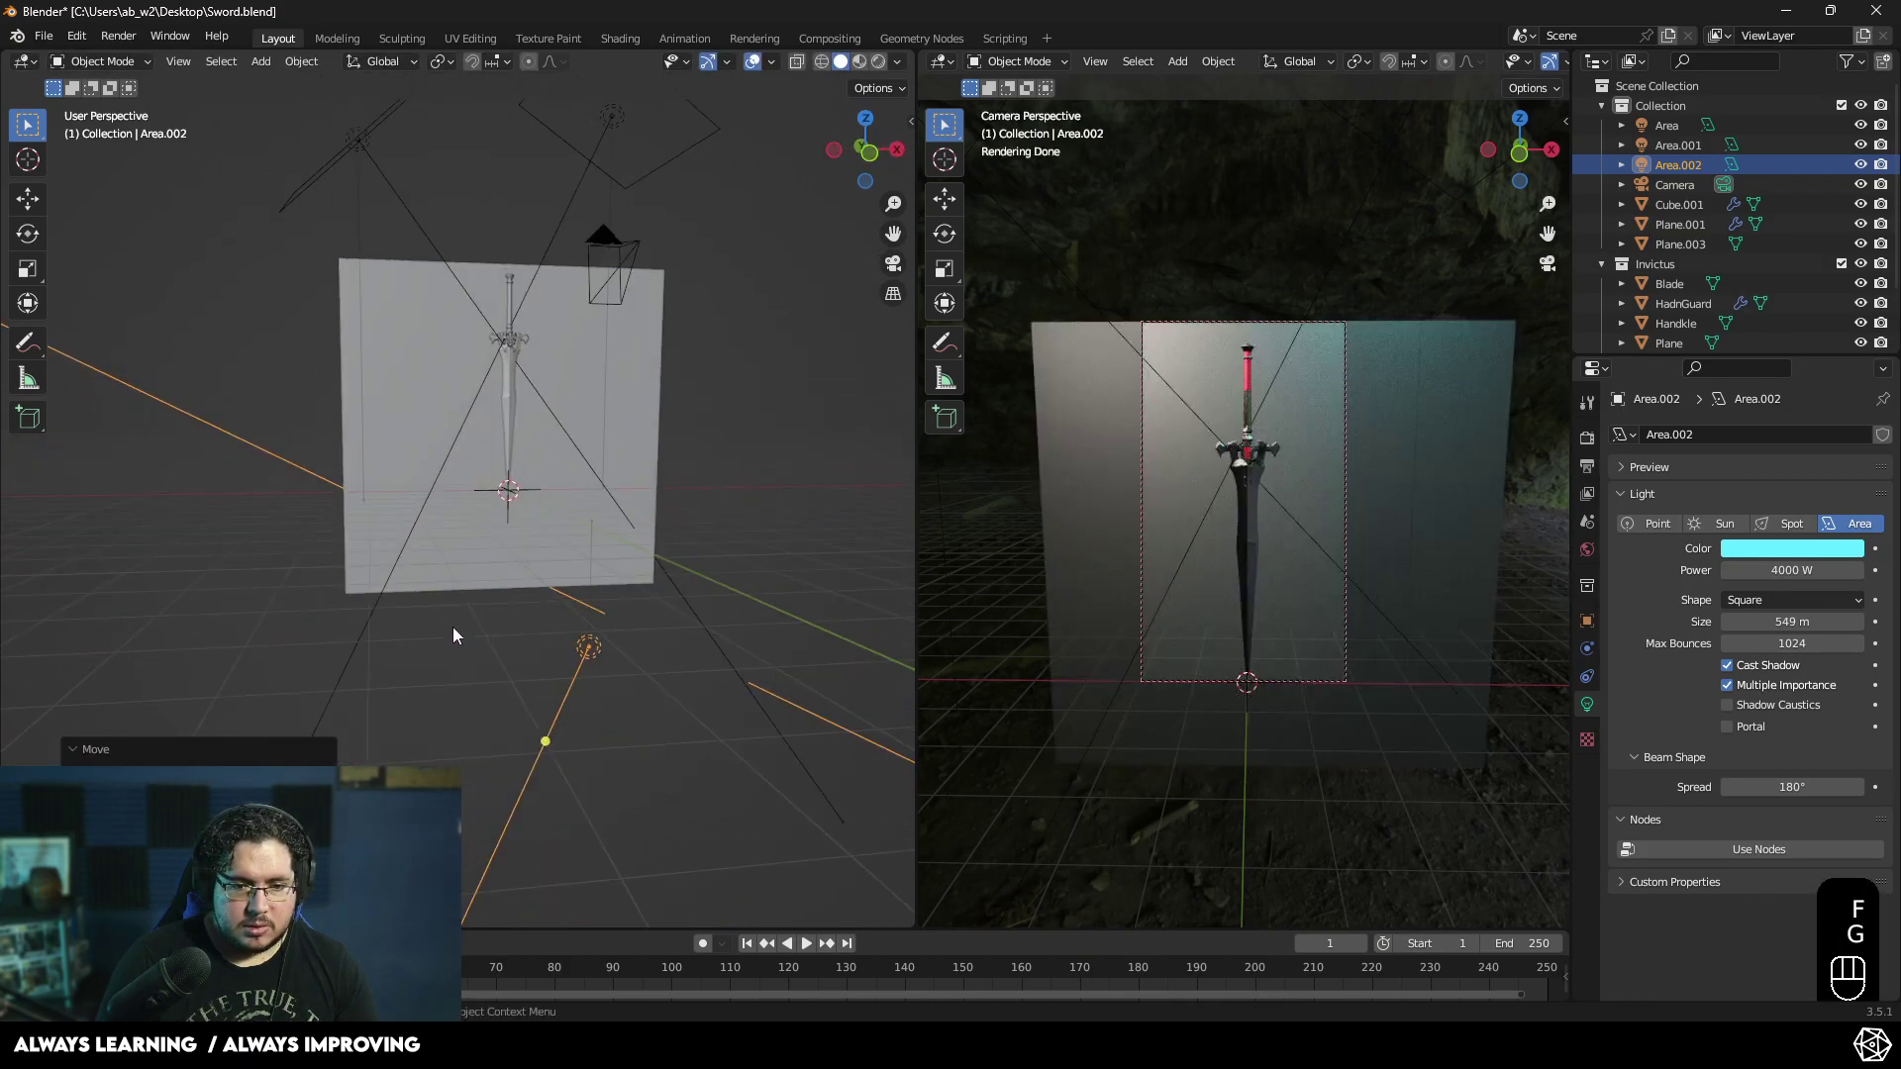
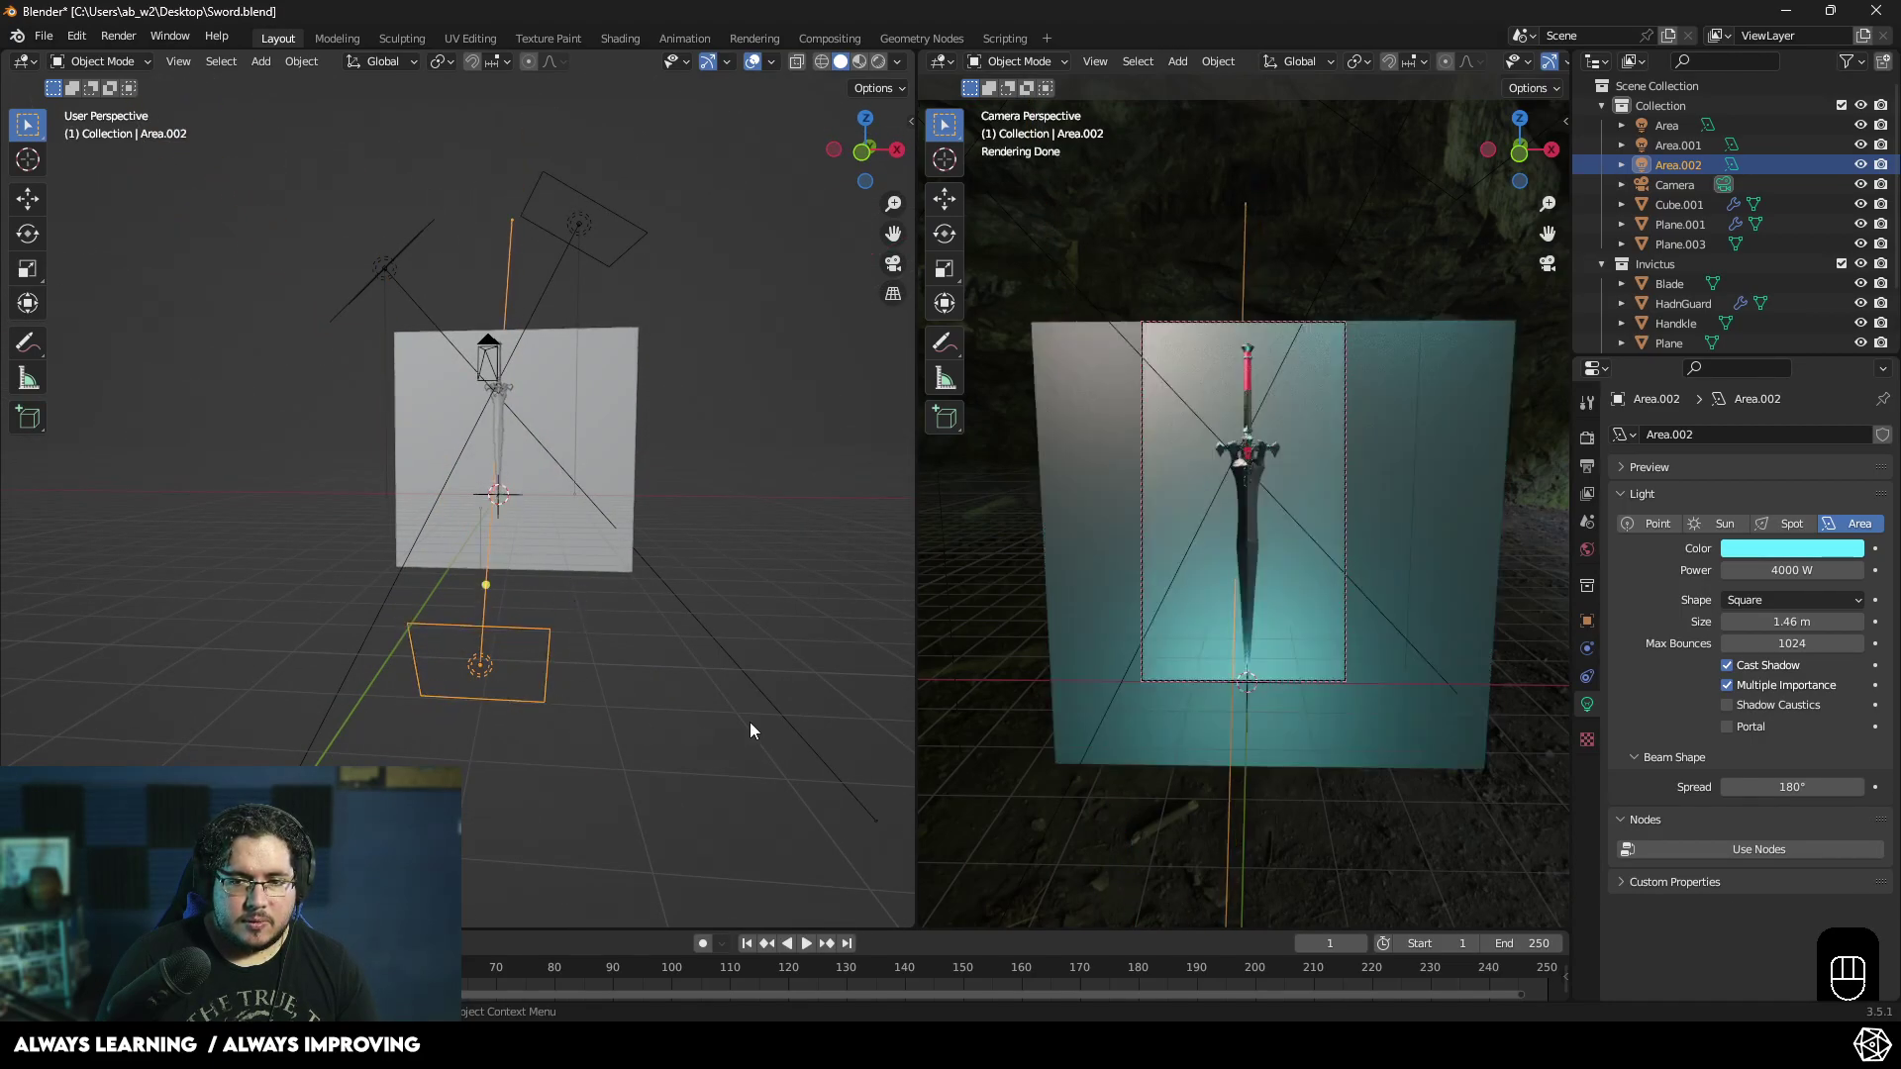
- Change the third light's colour to red
click(1755, 557)
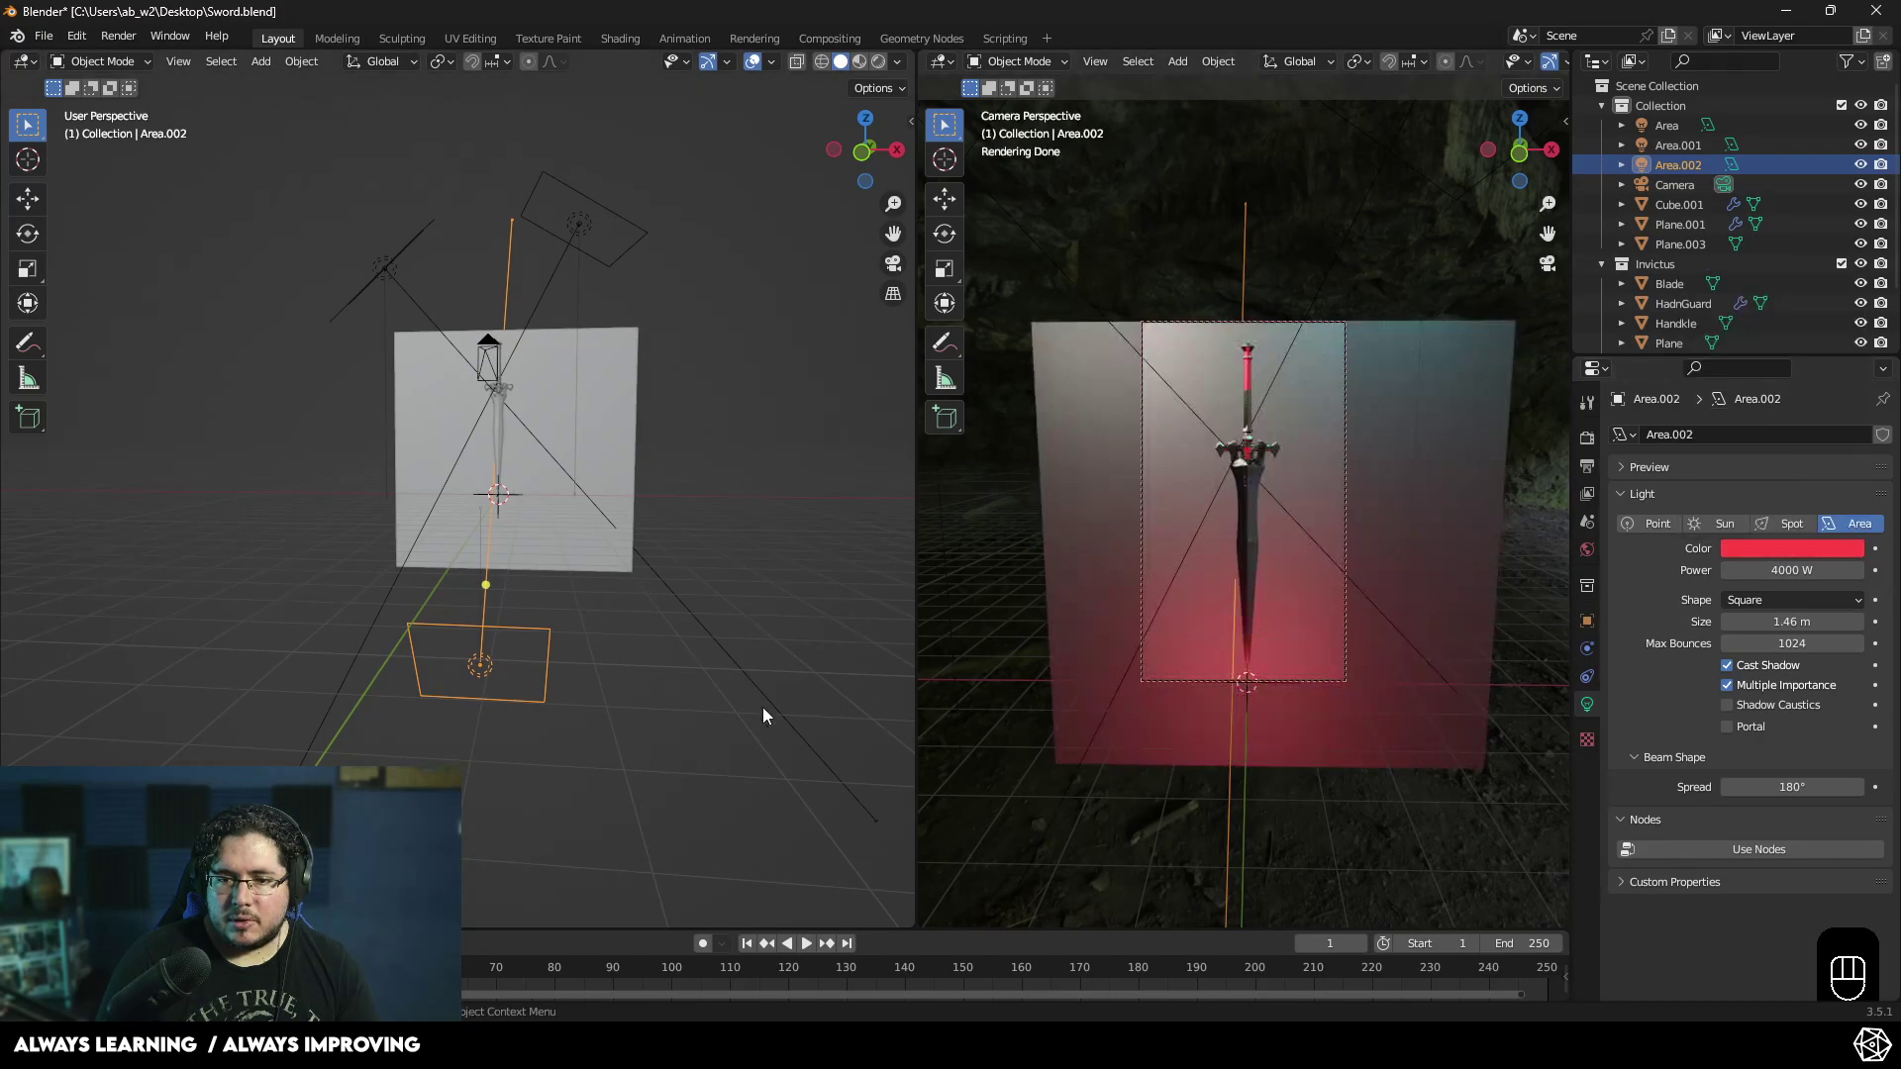
click(767, 713)
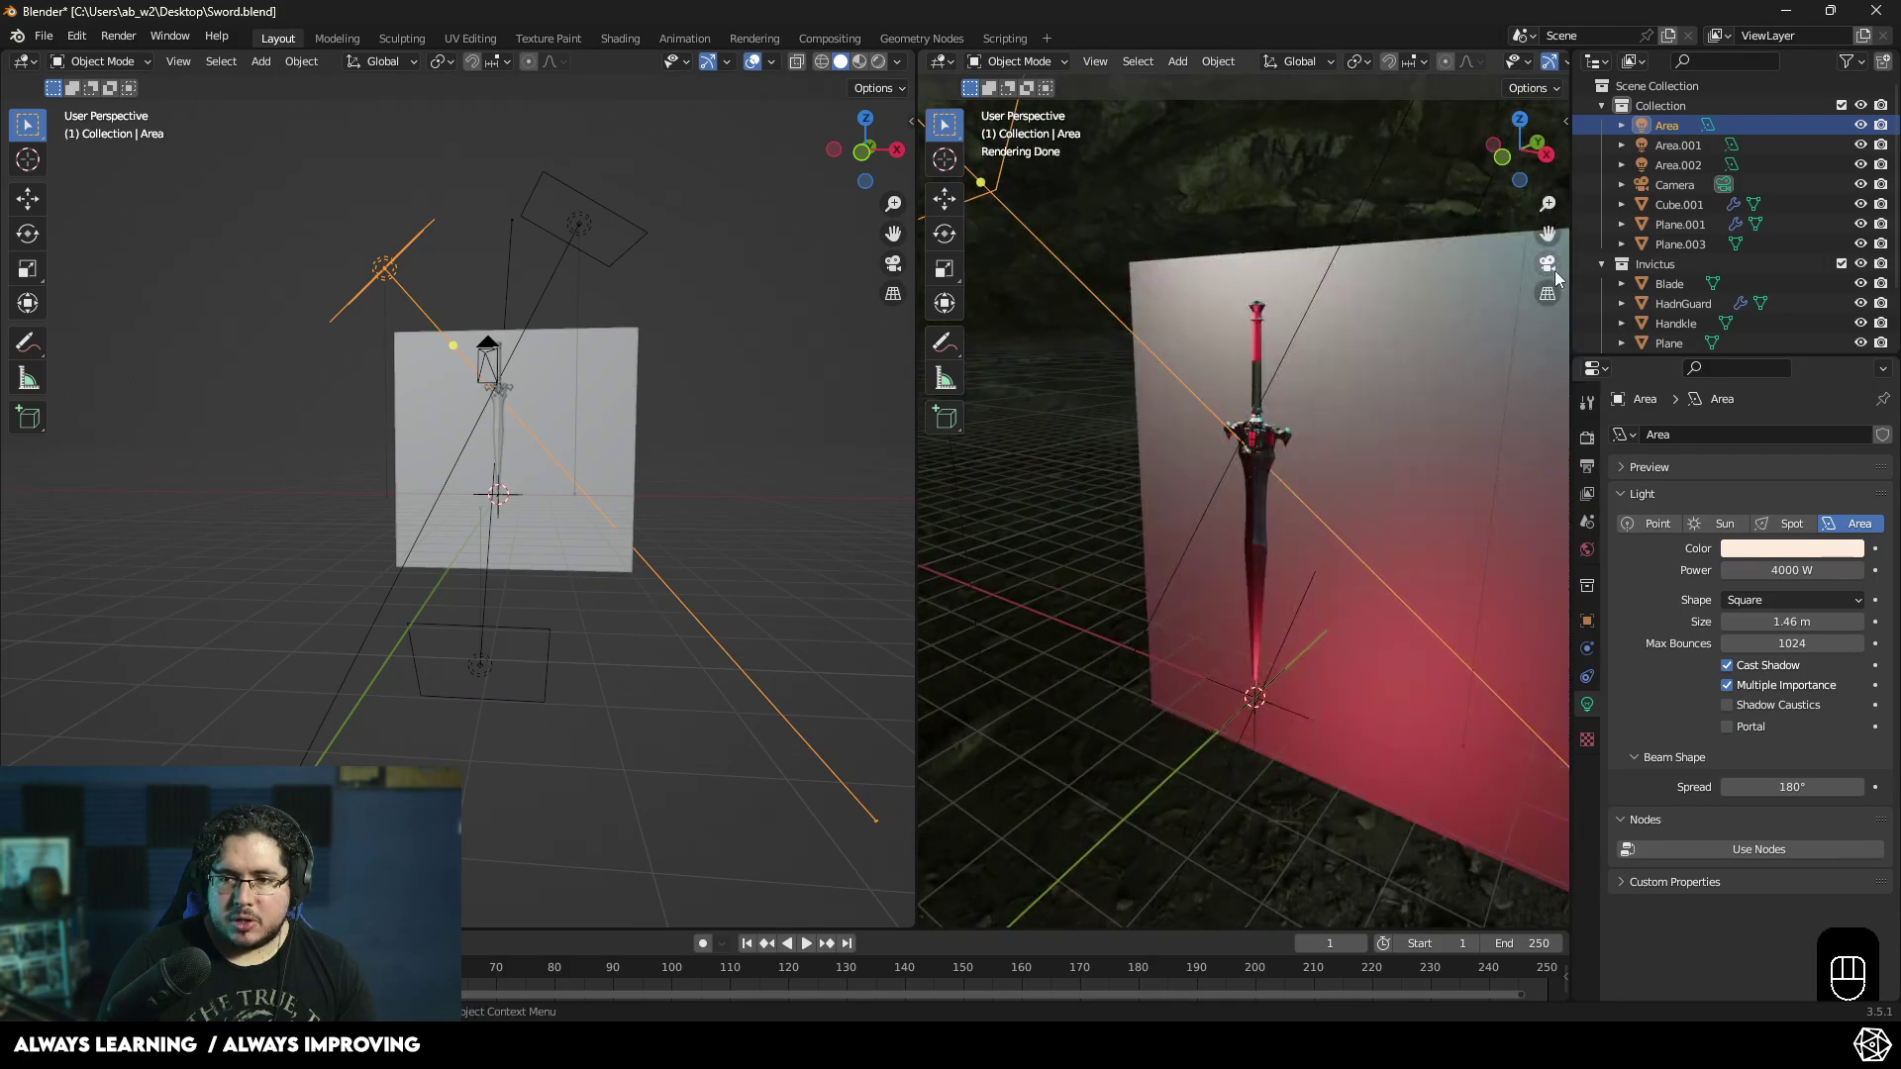
- Return the right view to camera view and select the Plane.003 backdrop
middle_click(1325, 440)
middle_click(1318, 433)
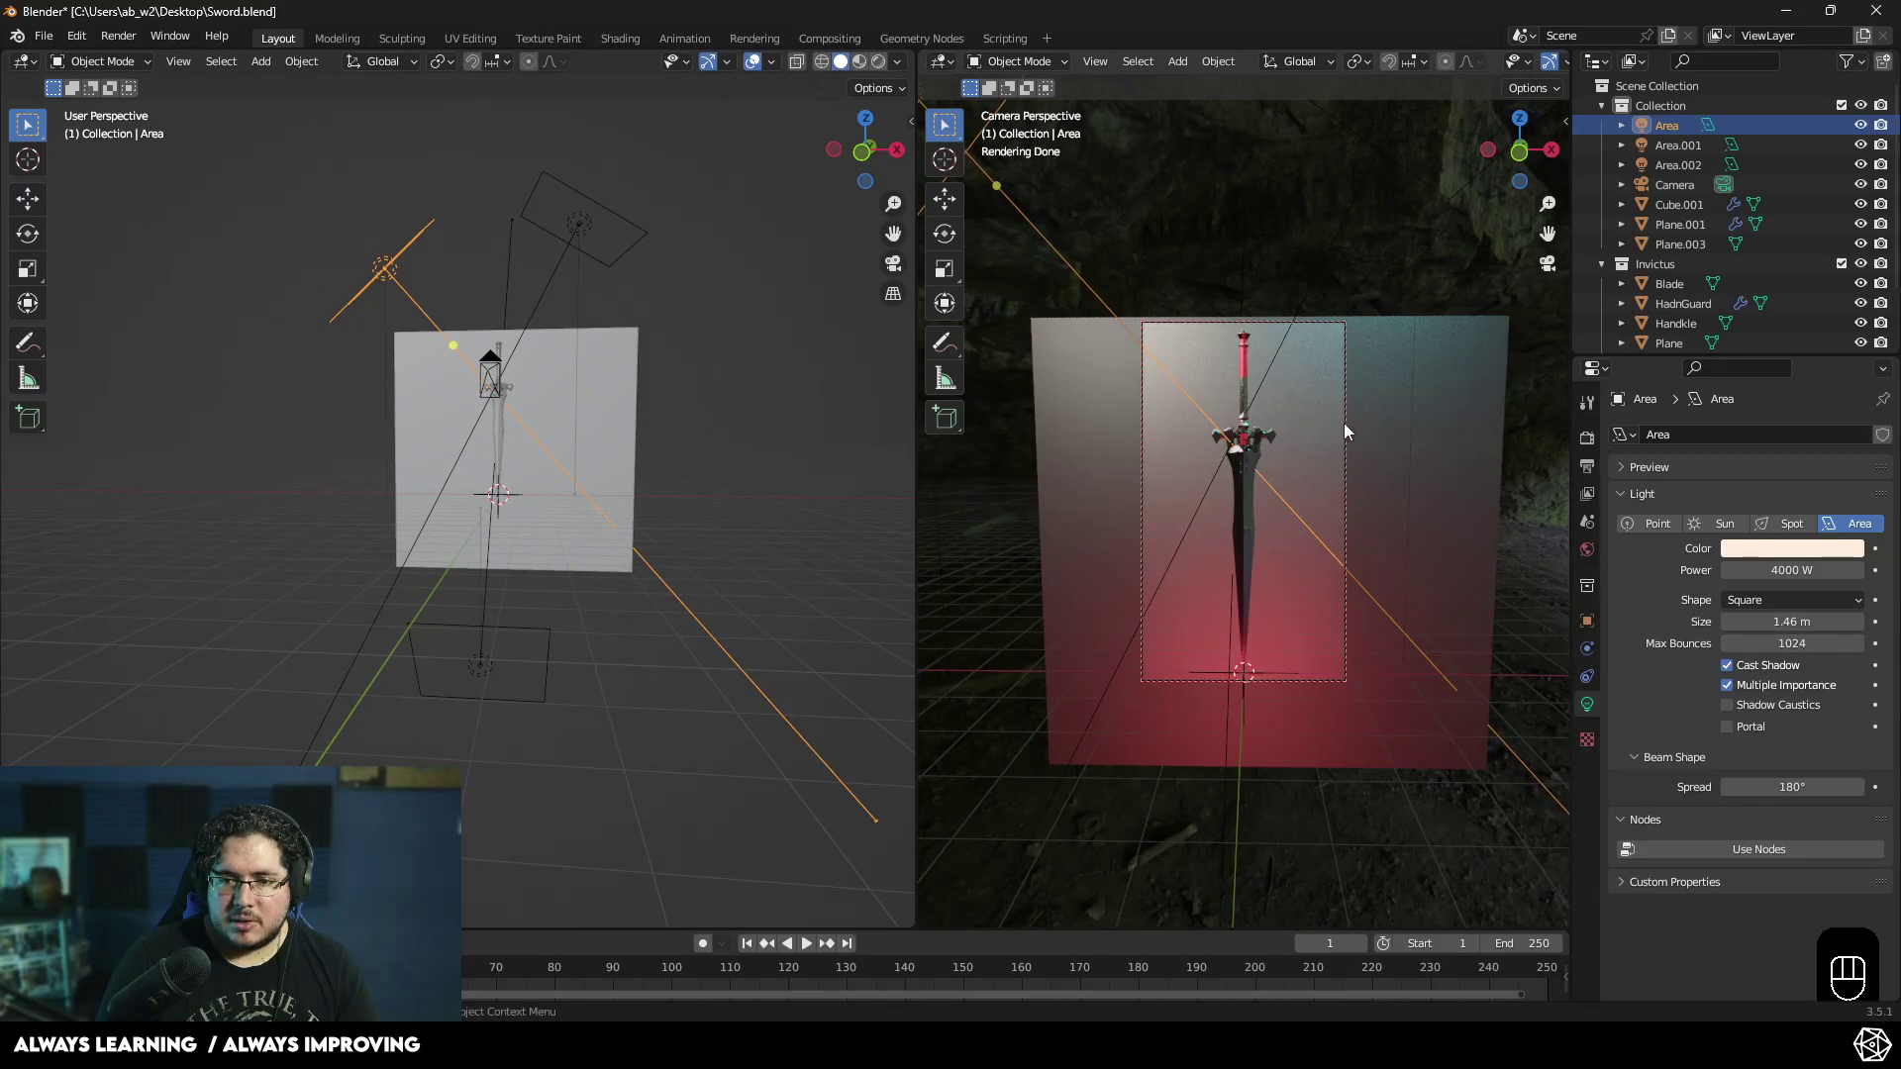
click(1327, 417)
click(1793, 811)
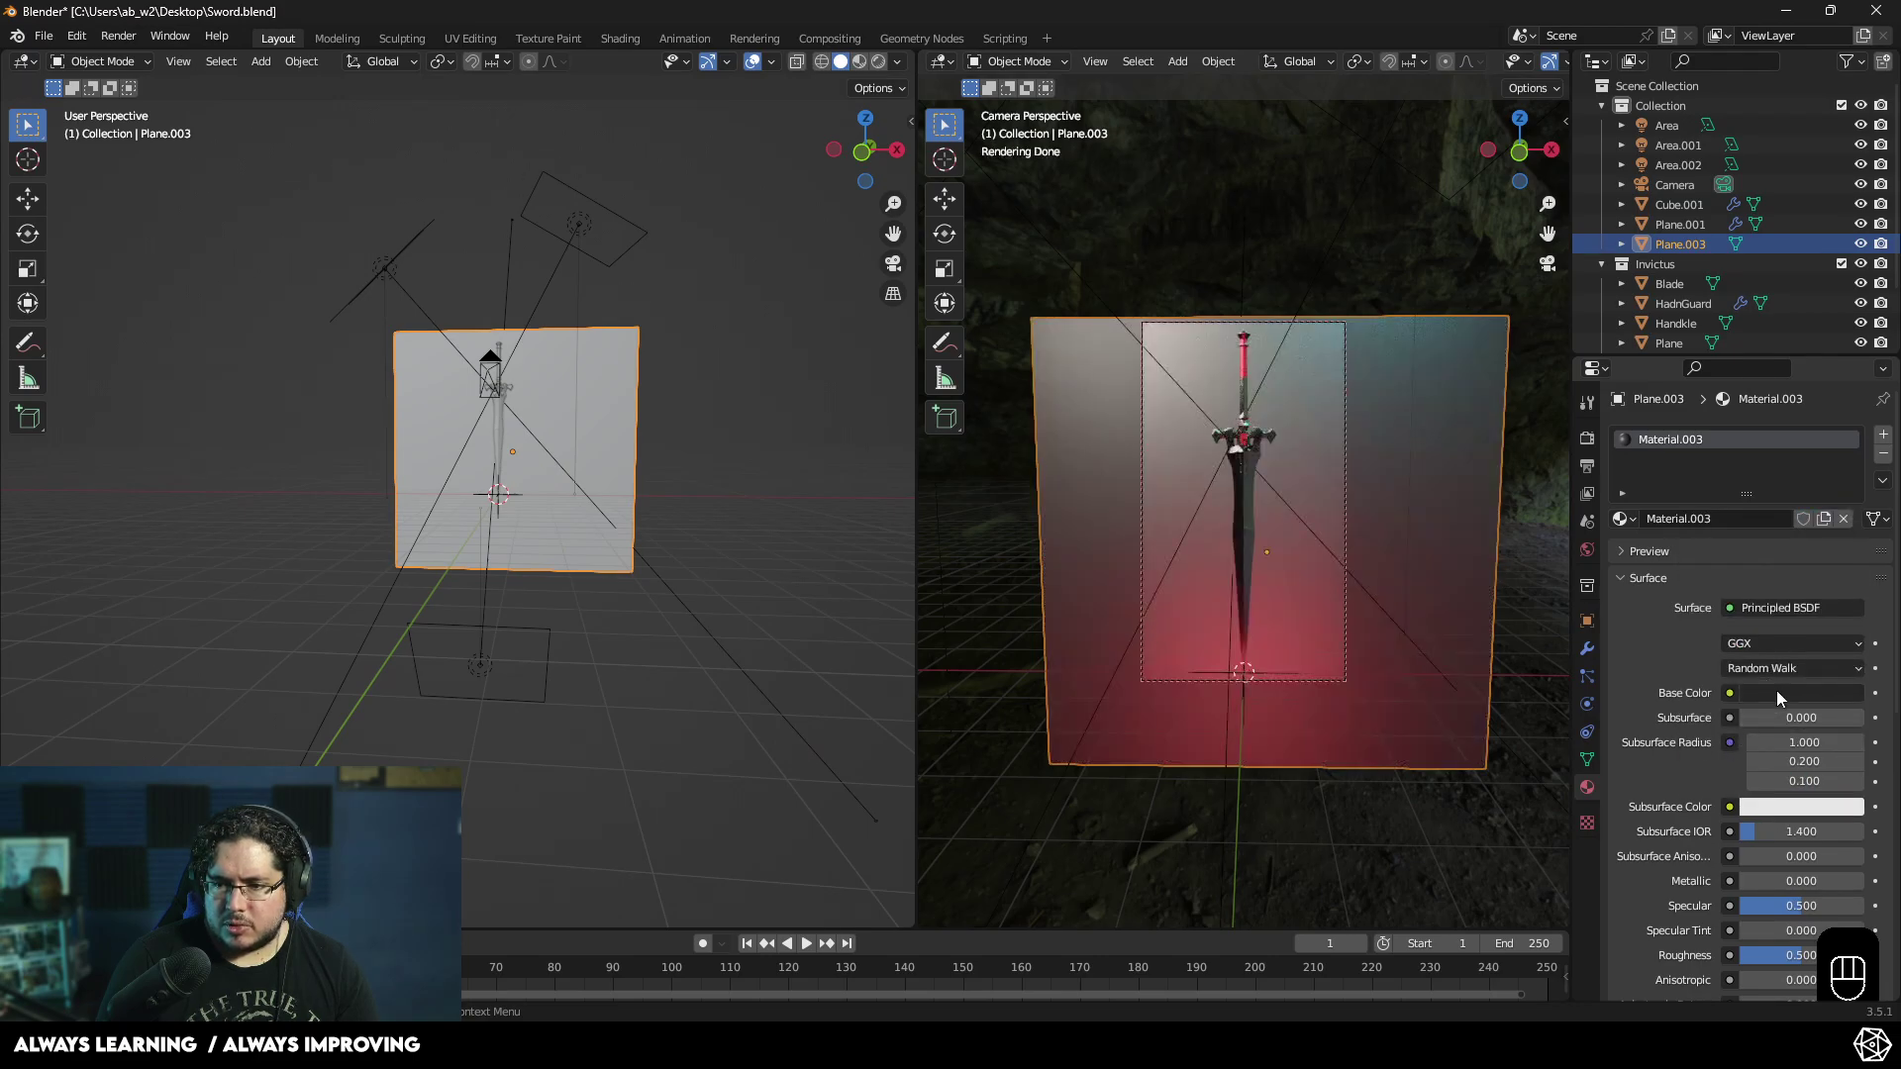
- Set the backdrop Base Color to black, then review 1080×1920 output and Cycles GPU settings
click(1789, 697)
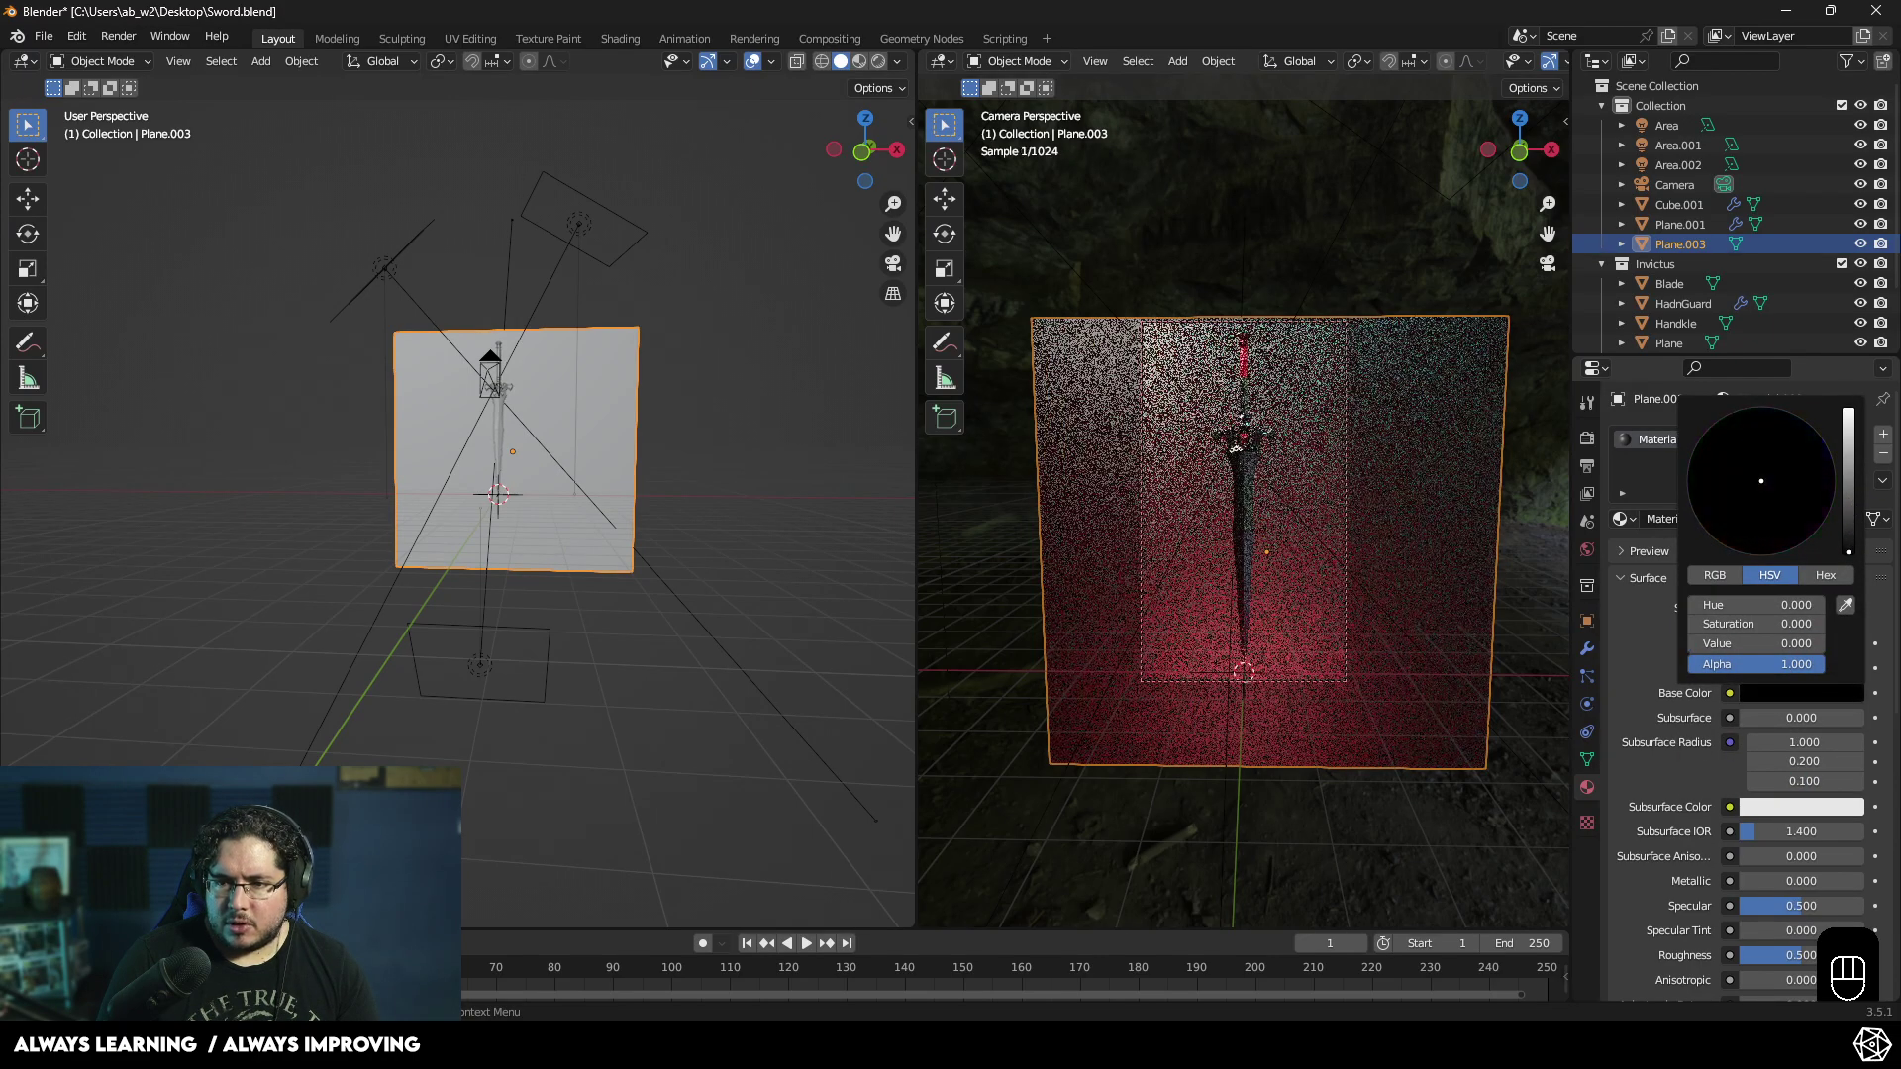
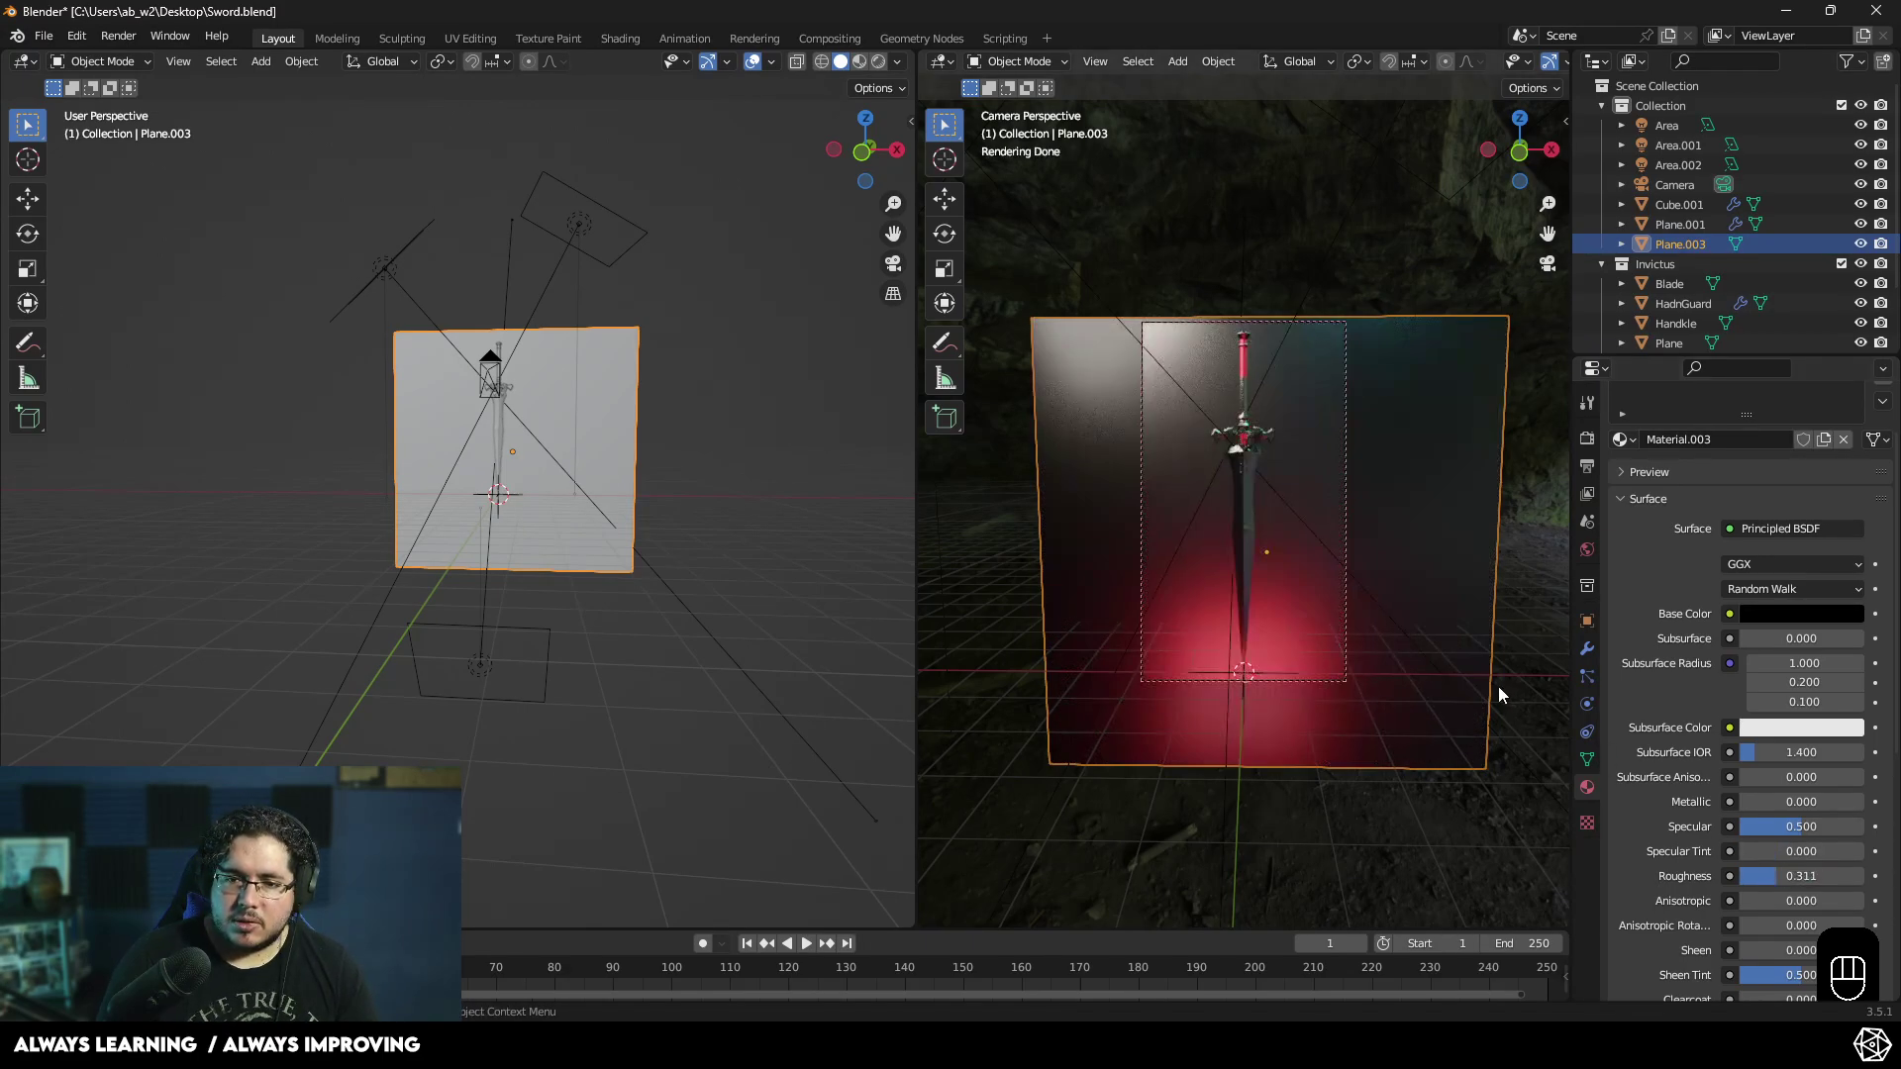
click(612, 731)
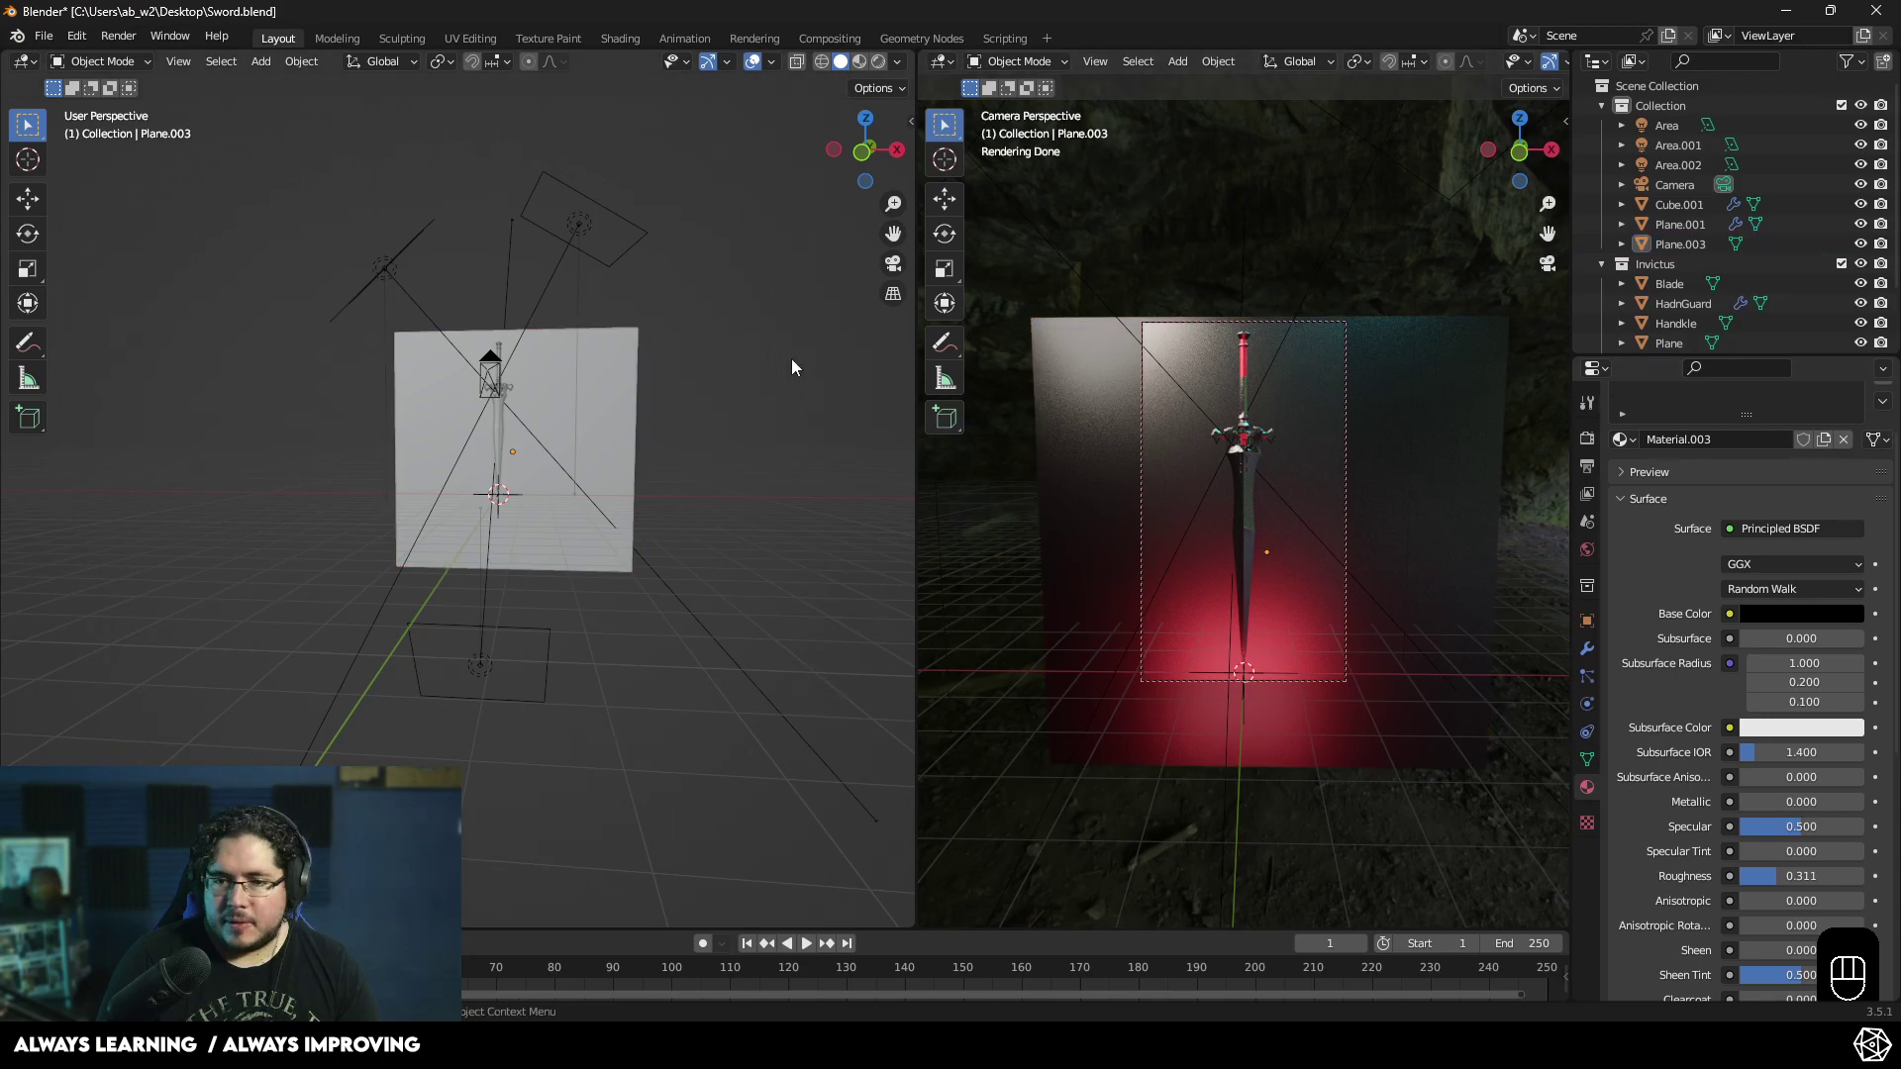
click(761, 371)
click(1602, 469)
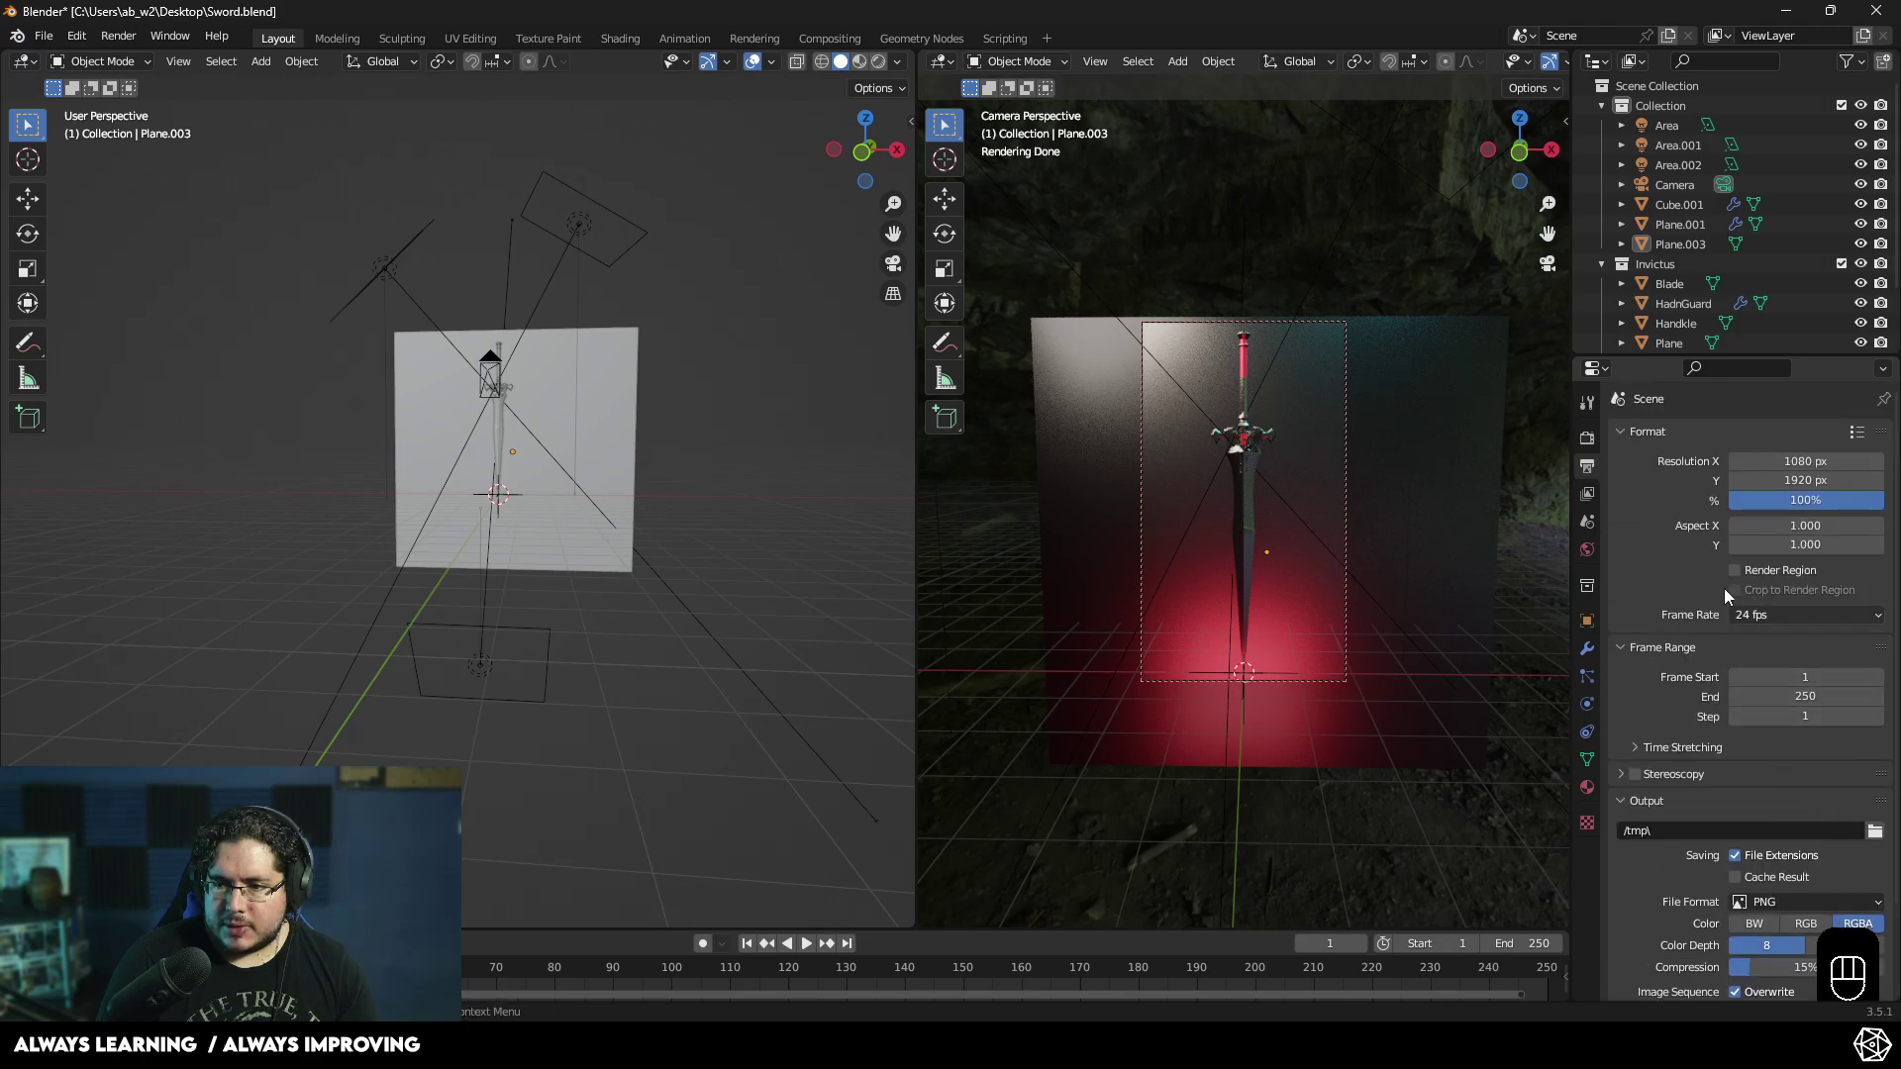